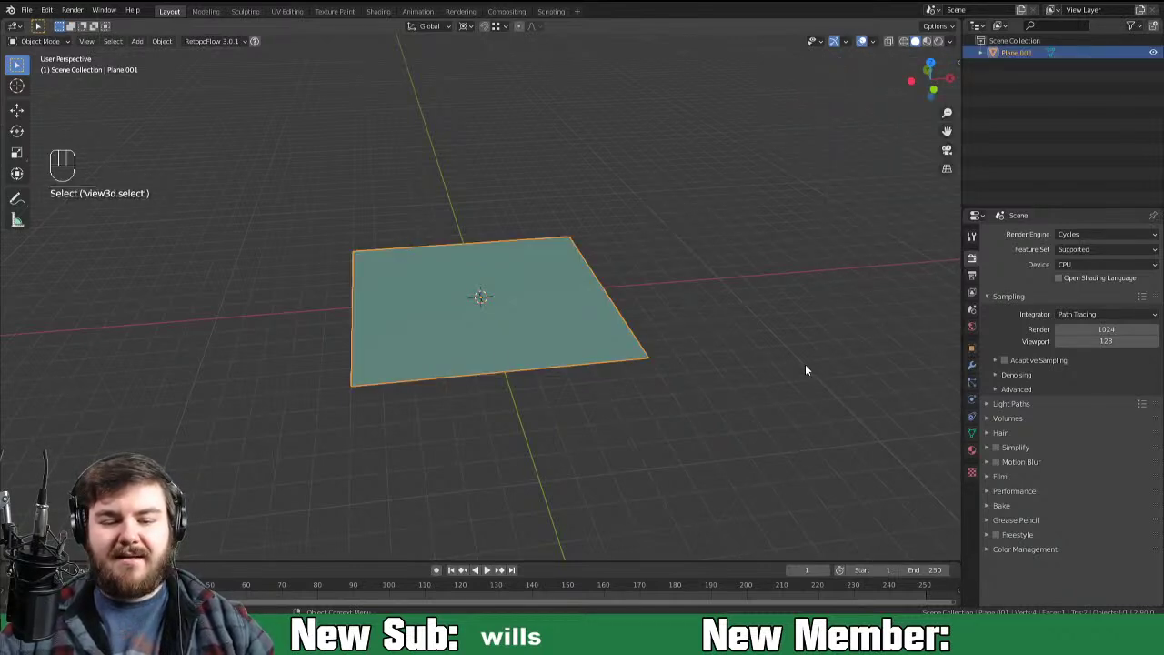
# Step: Scale the plane 1.5x to 15 m, rename it Ground and colour it green
pyautogui.press('n')
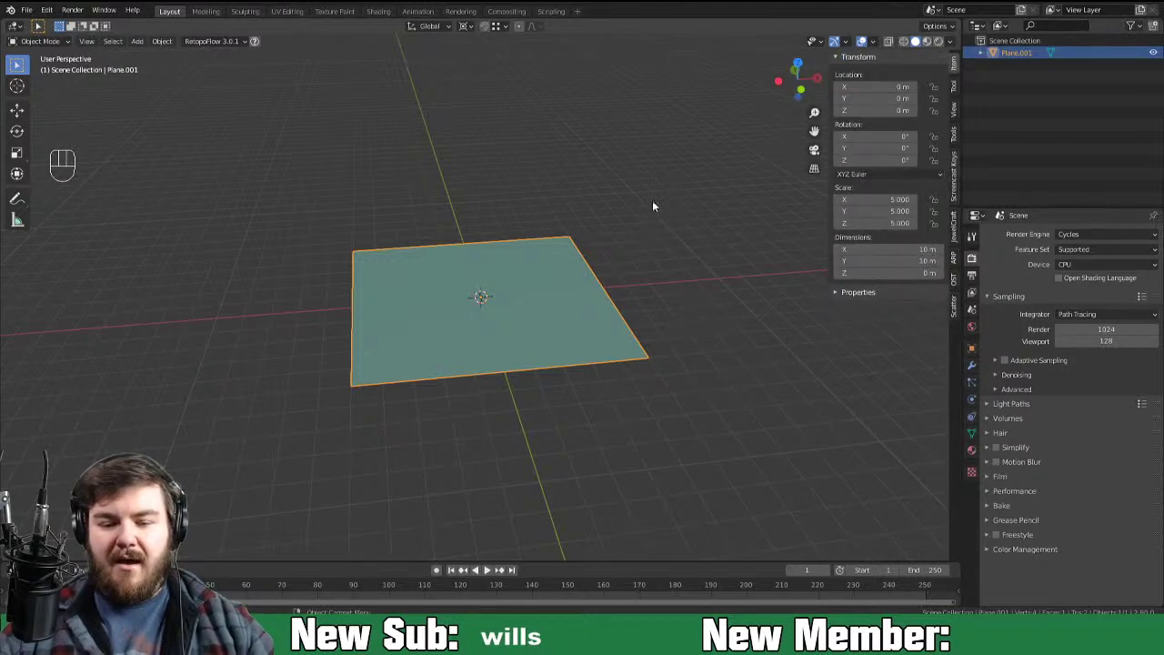
pyautogui.middleClick(756, 282)
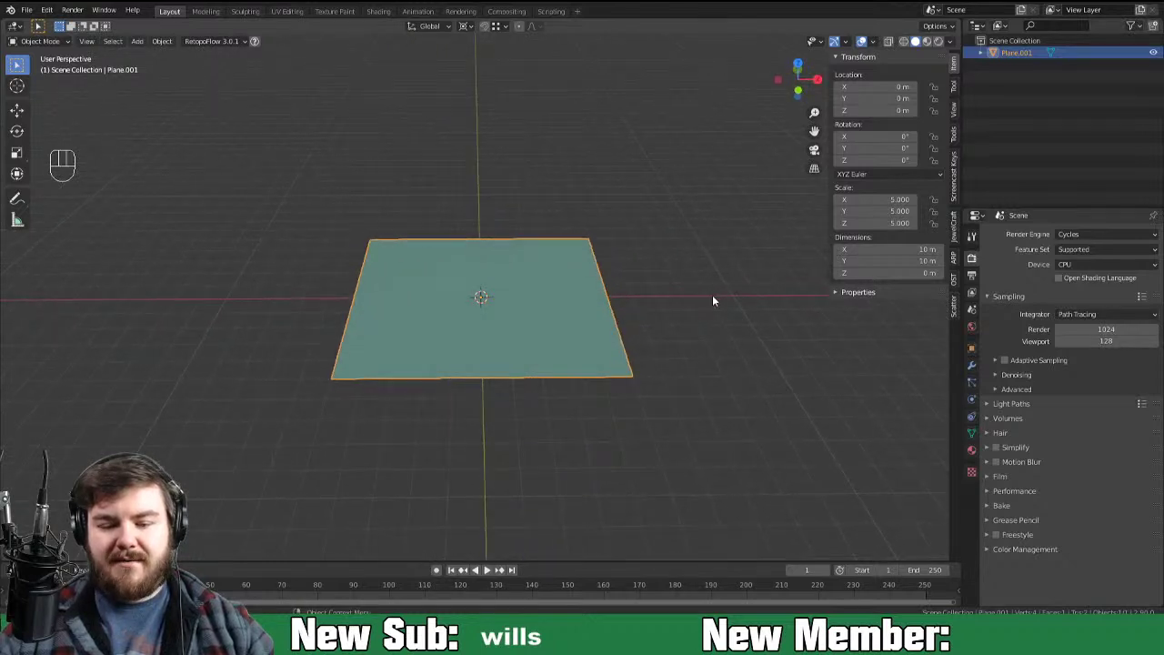
pyautogui.press('s')
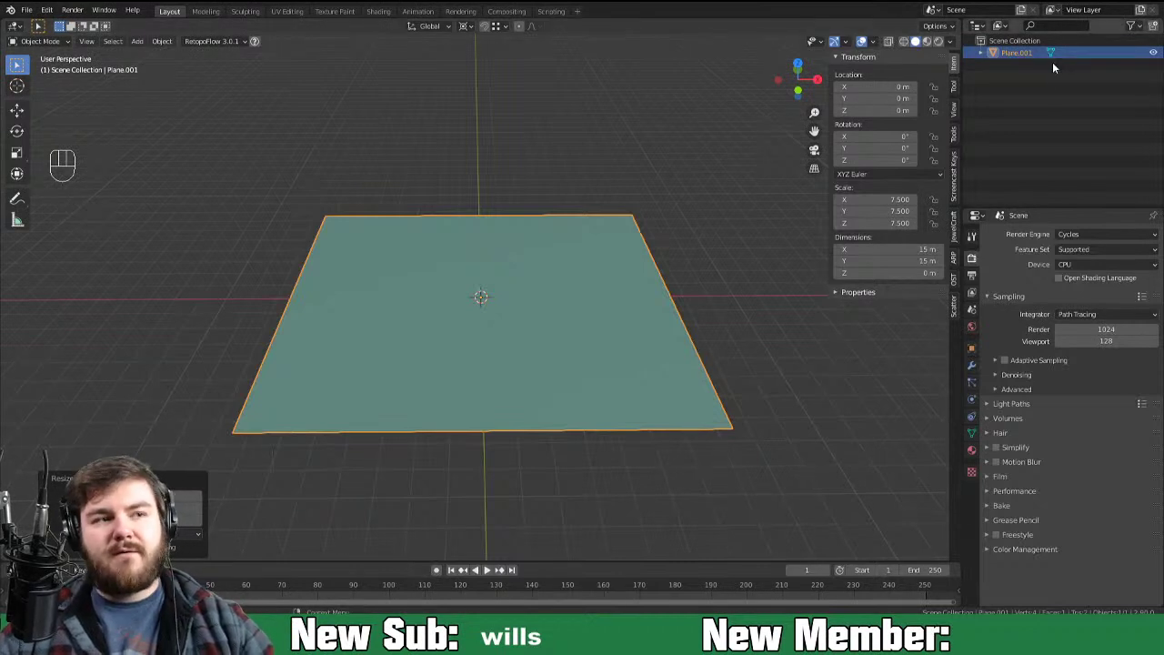
pyautogui.moveTo(1030, 62); pyautogui.dragTo(976, 51)
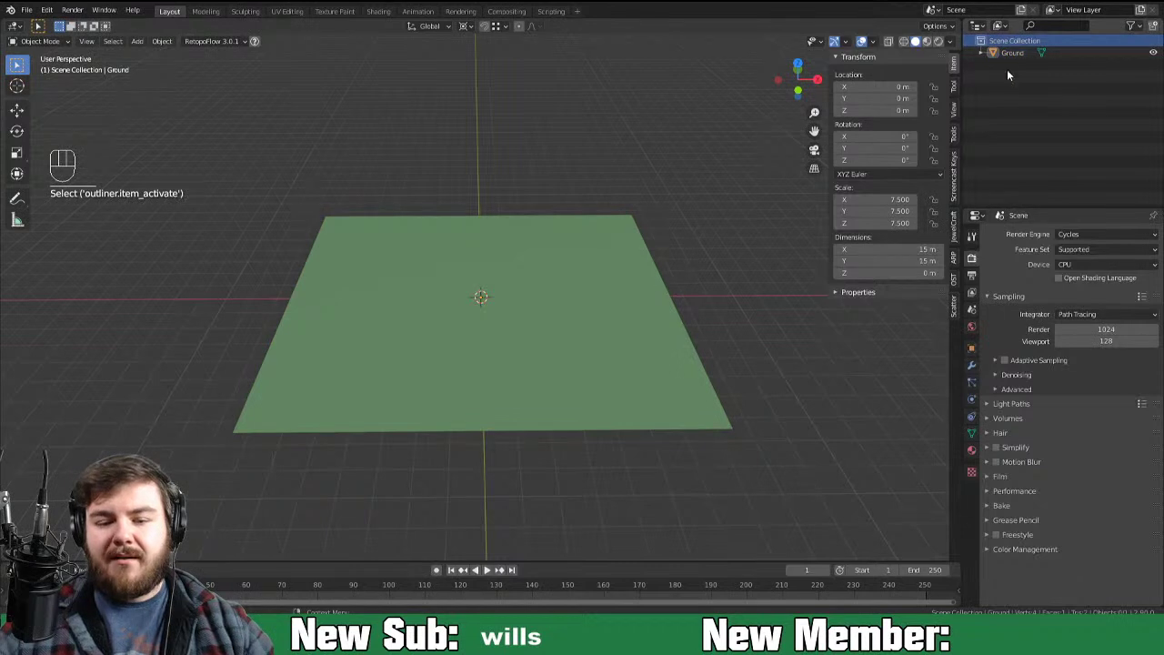
# Step: Create House and Environment collections and add a House Empty inside House
pyautogui.click(1157, 32)
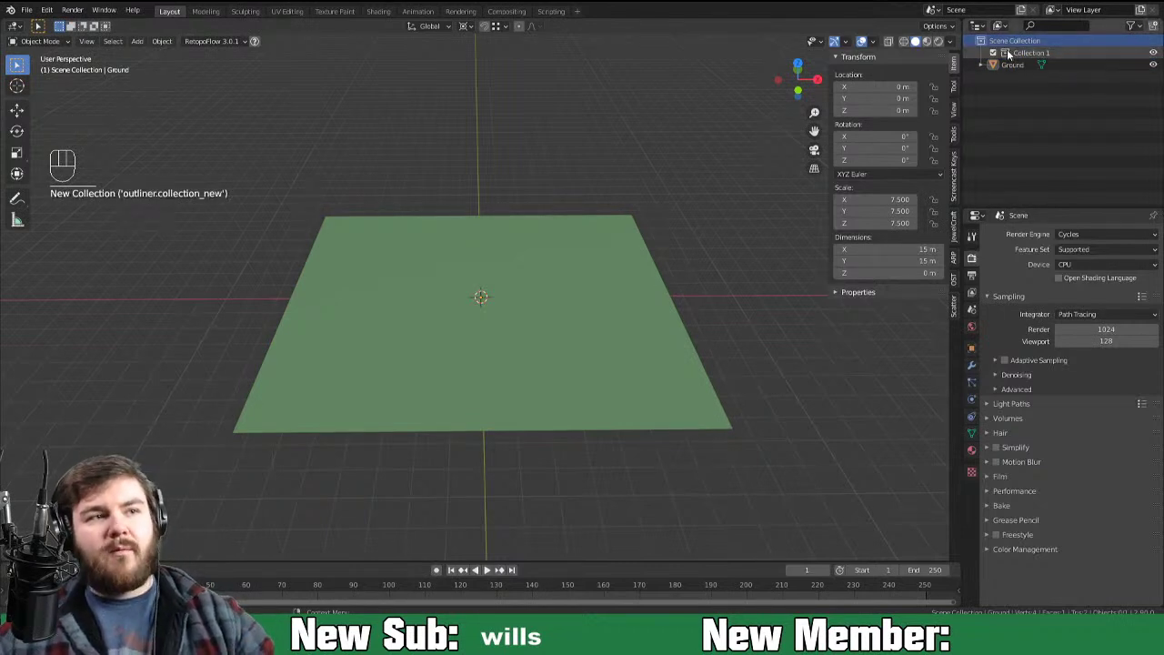
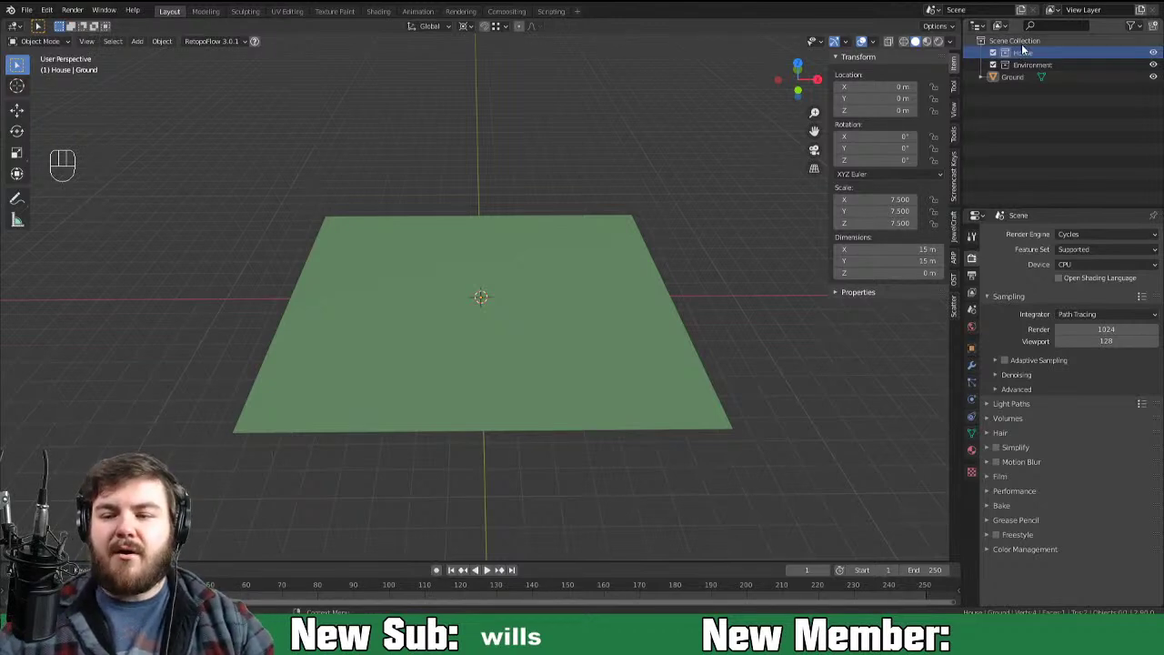
pyautogui.click(1050, 62)
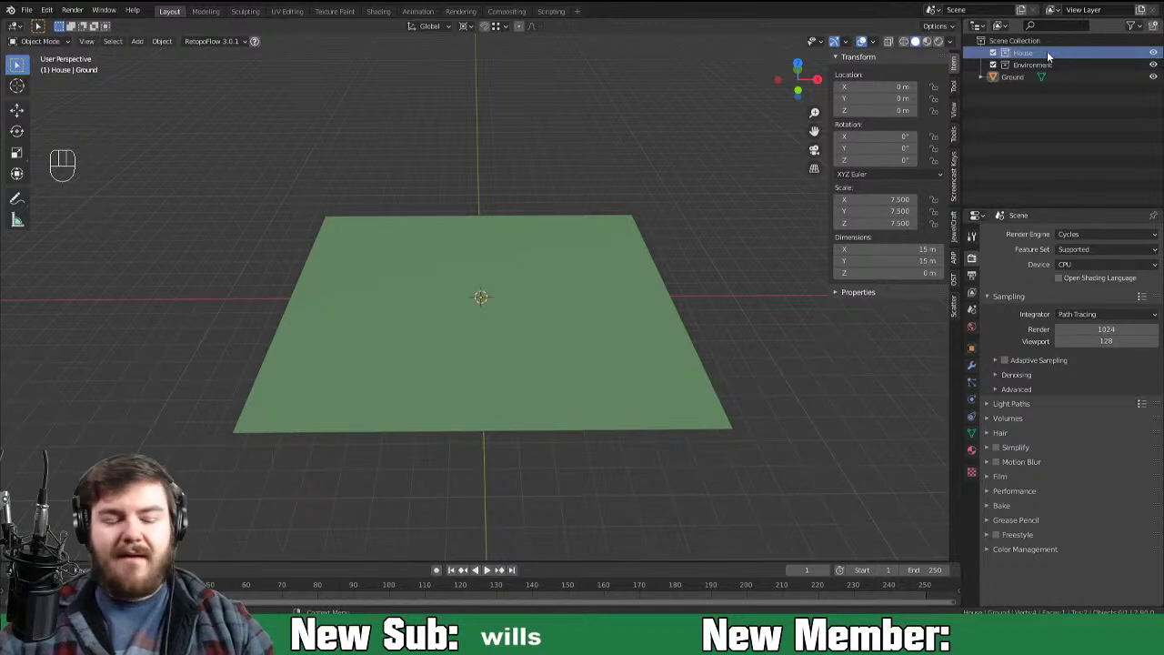
pyautogui.press('shift+a')
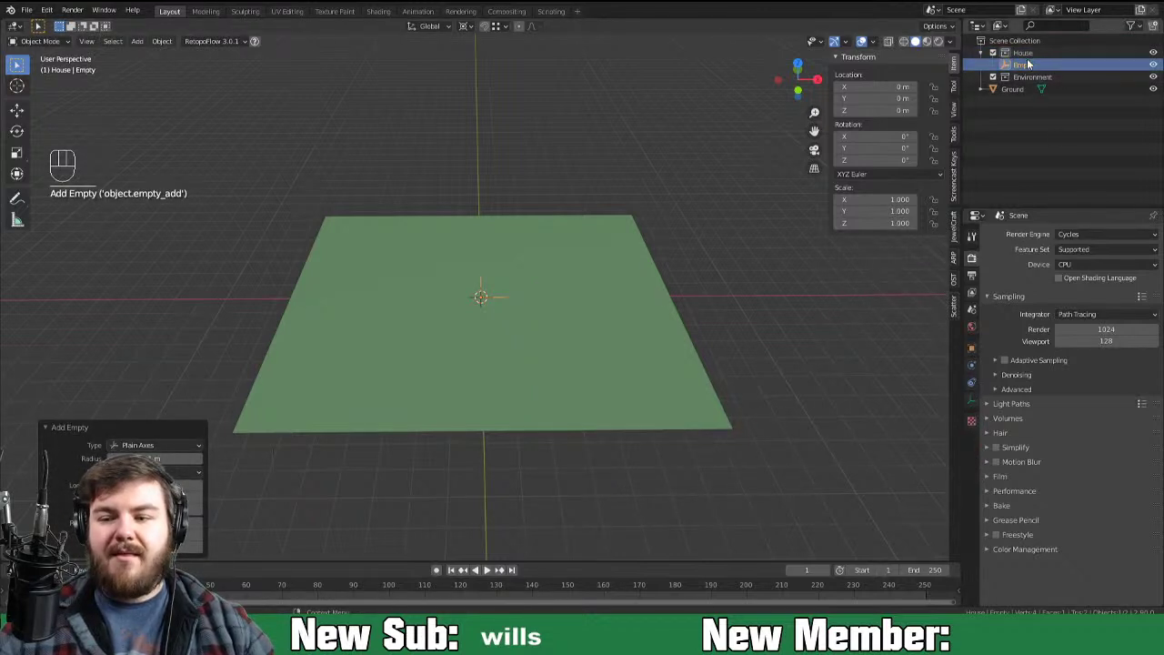
pyautogui.click(1029, 67)
pyautogui.moveTo(1030, 67); pyautogui.dragTo(1044, 39)
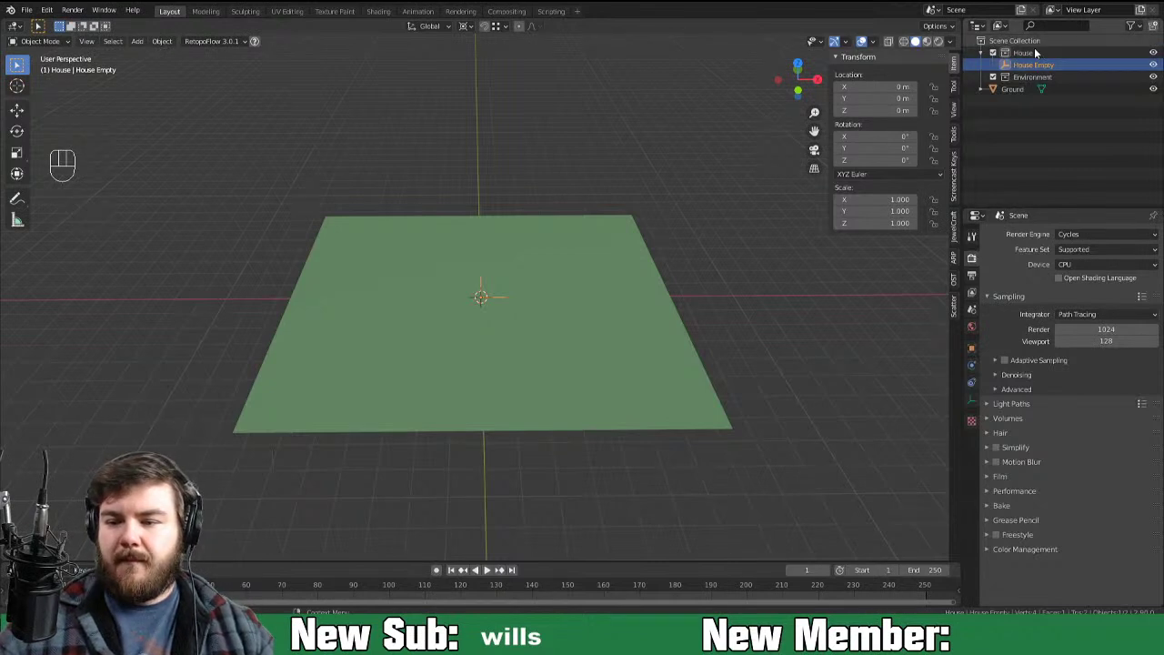
# Step: Add nested Roof, Posts and Cottage collections under the House collection
pyautogui.click(1016, 57)
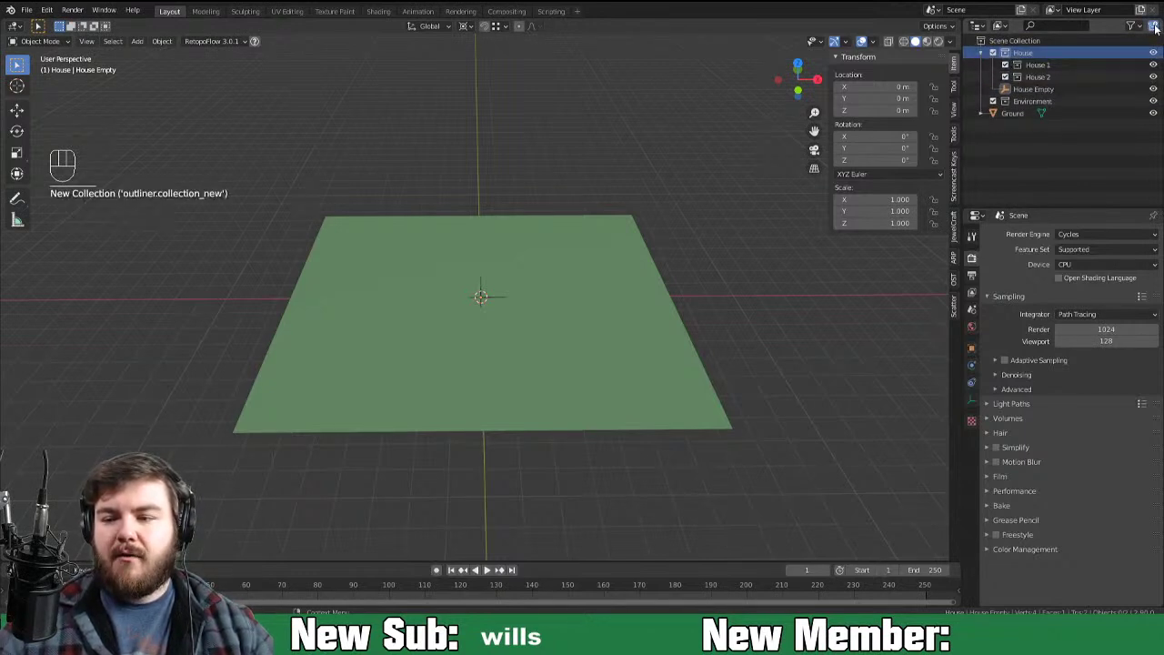
pyautogui.click(1050, 73)
pyautogui.moveTo(1050, 73); pyautogui.dragTo(1002, 82)
pyautogui.write('o')
pyautogui.moveTo(1048, 87); pyautogui.dragTo(1048, 45)
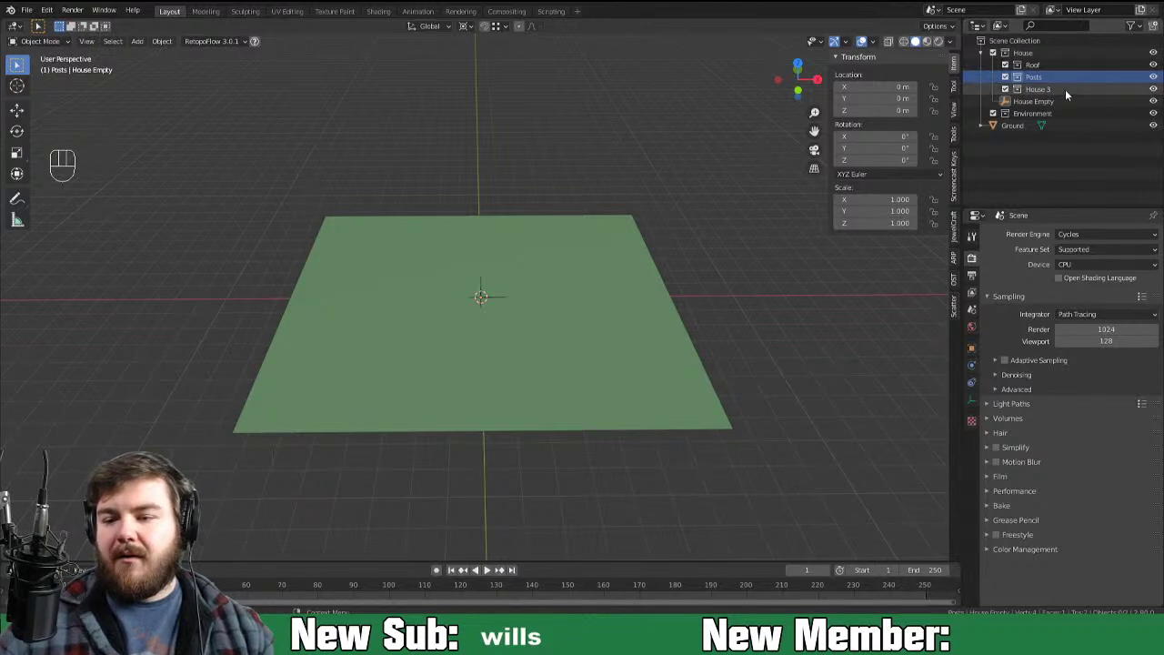
pyautogui.moveTo(1043, 100); pyautogui.dragTo(1043, 91)
pyautogui.press('t')
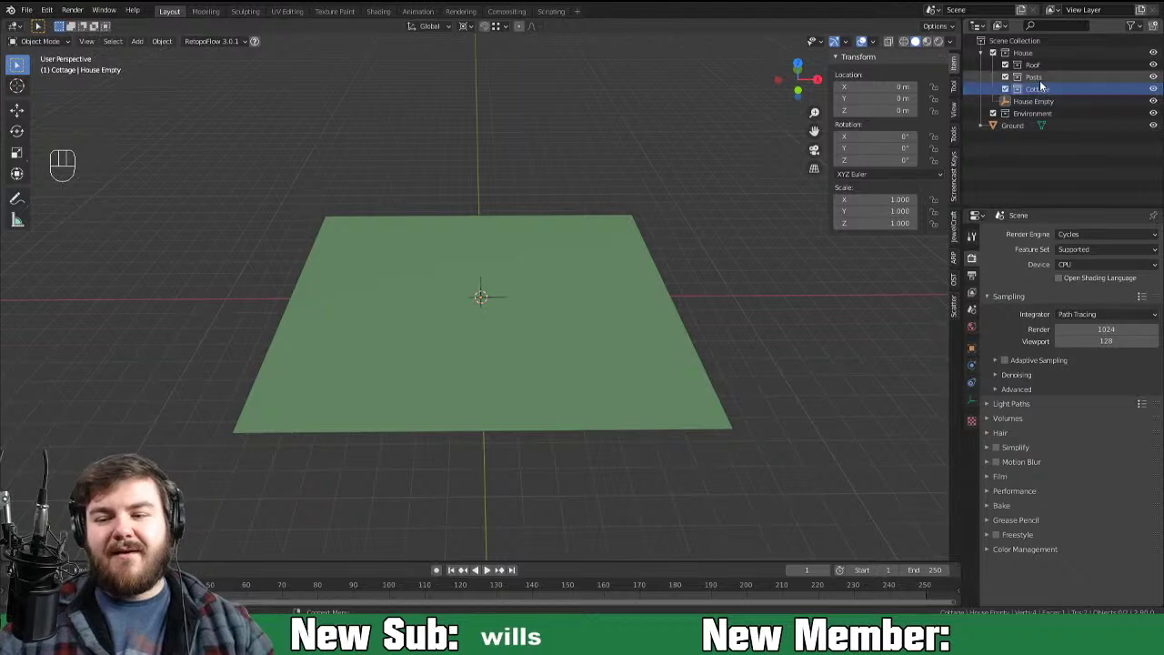
# Step: Add a cube in the Cottage collection and lift its base onto the ground at the origin
pyautogui.moveTo(611, 297); pyautogui.dragTo(508, 276)
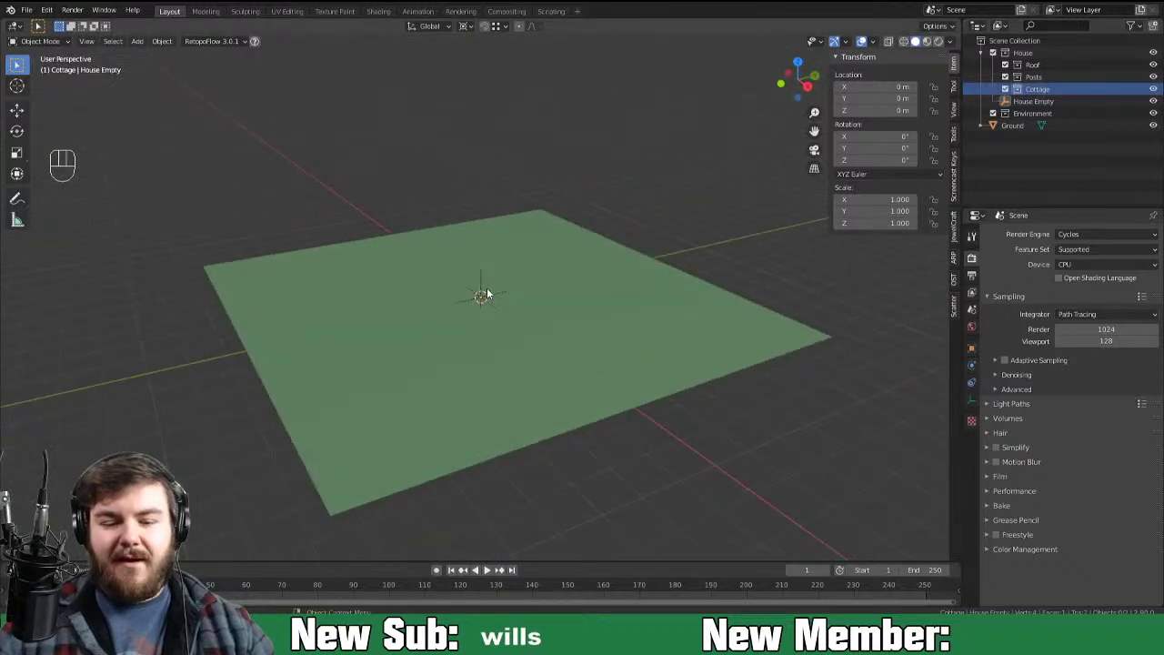
pyautogui.click(1034, 100)
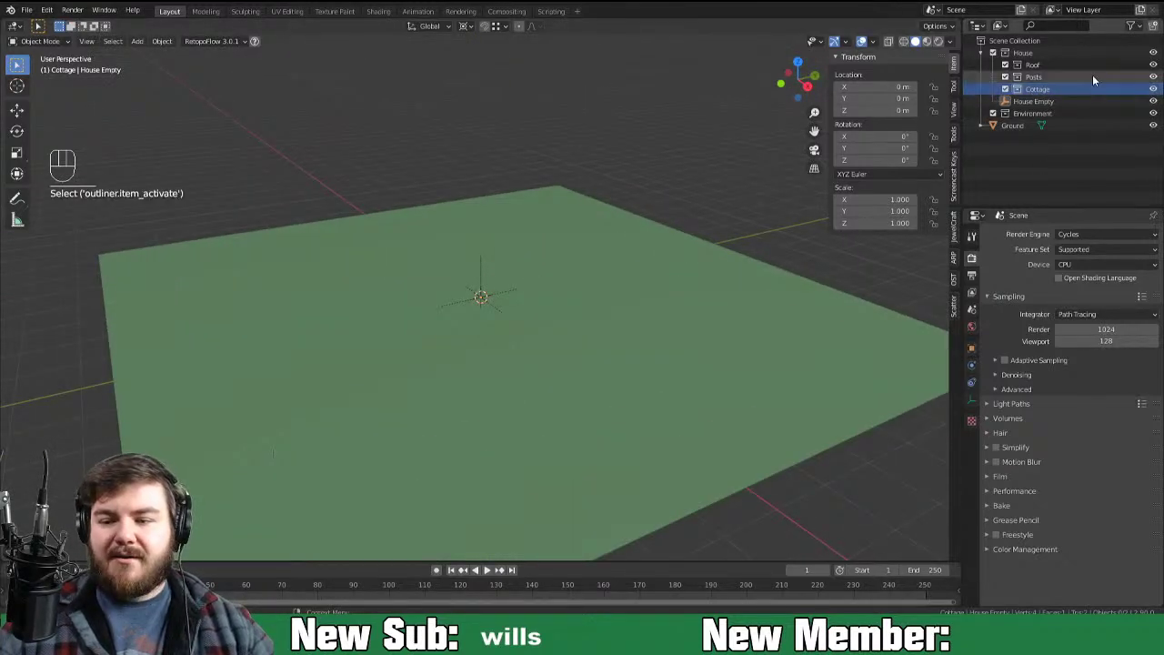
pyautogui.press('shift+a')
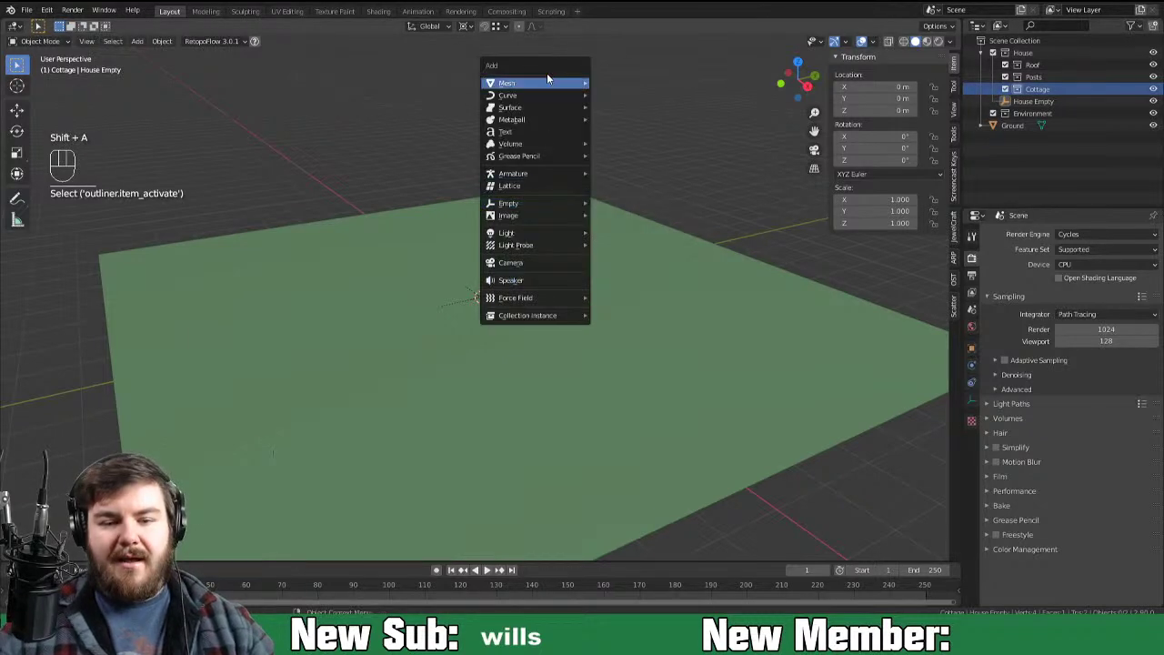
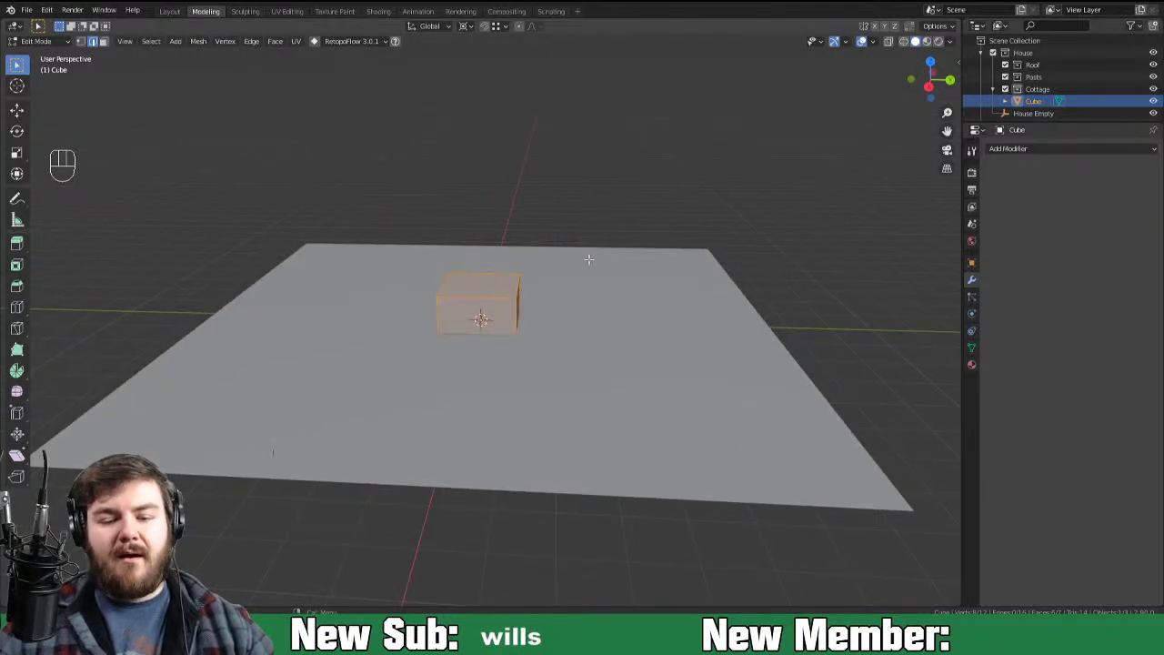
pyautogui.press('g')
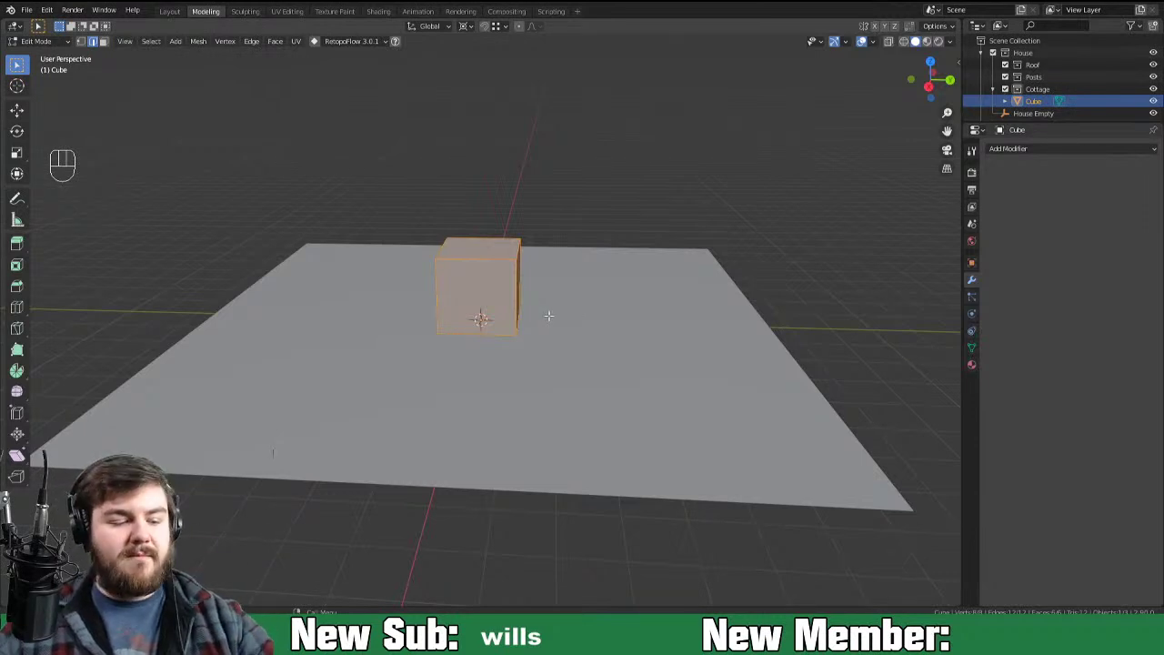
pyautogui.press('KP_1')
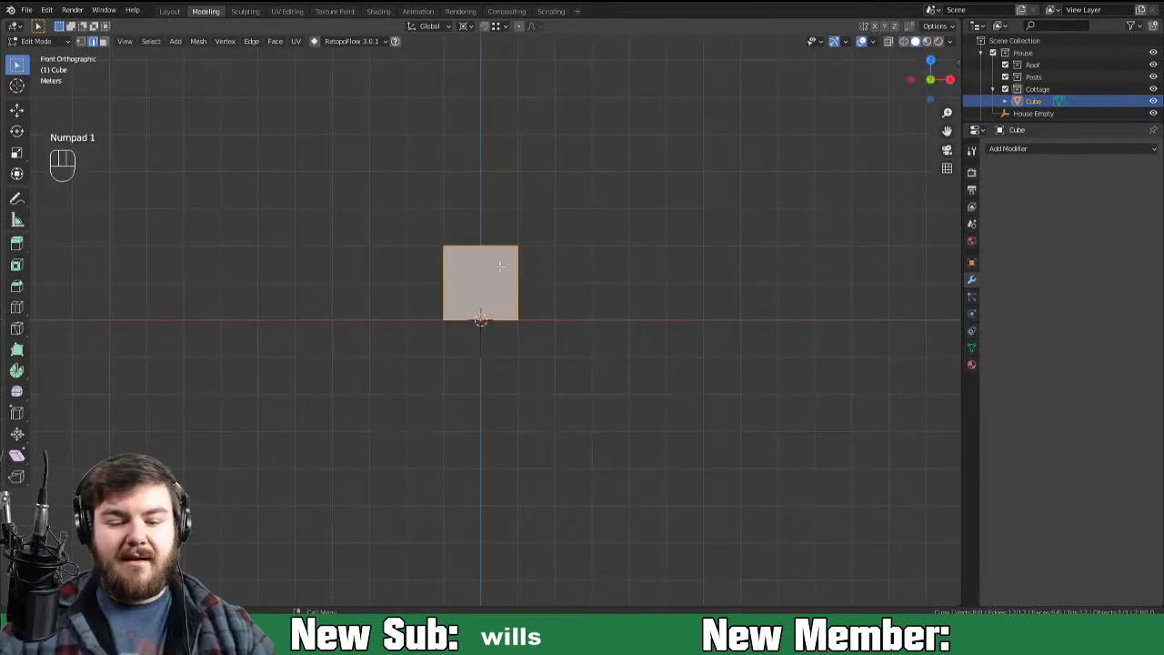
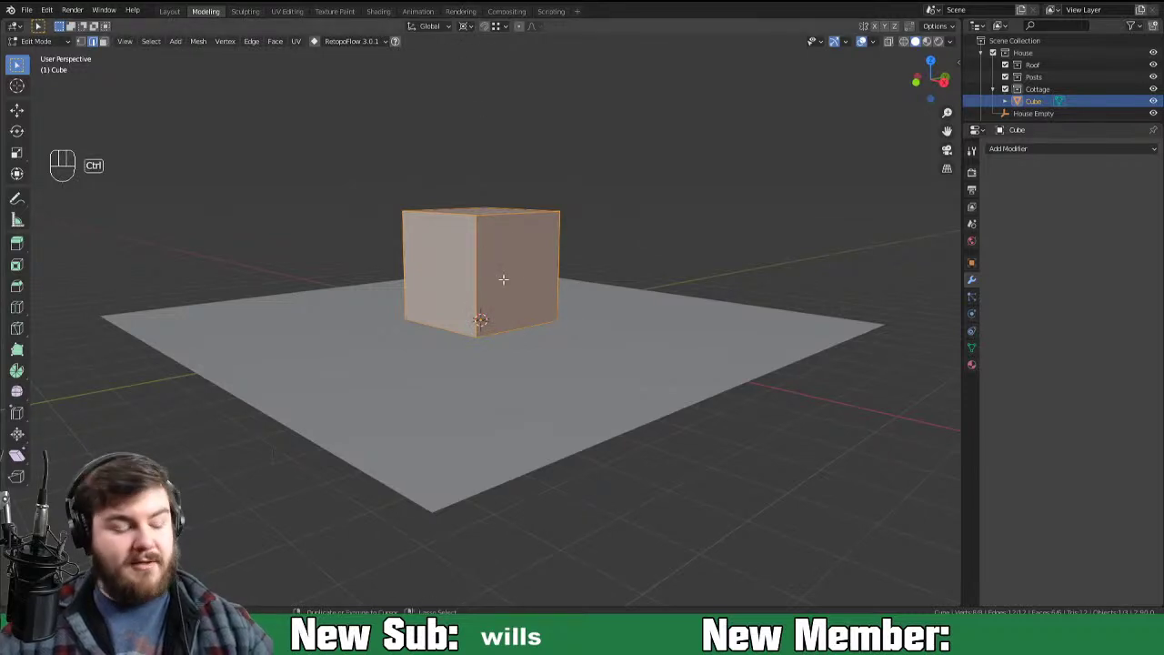
pyautogui.press('ctrl+z')
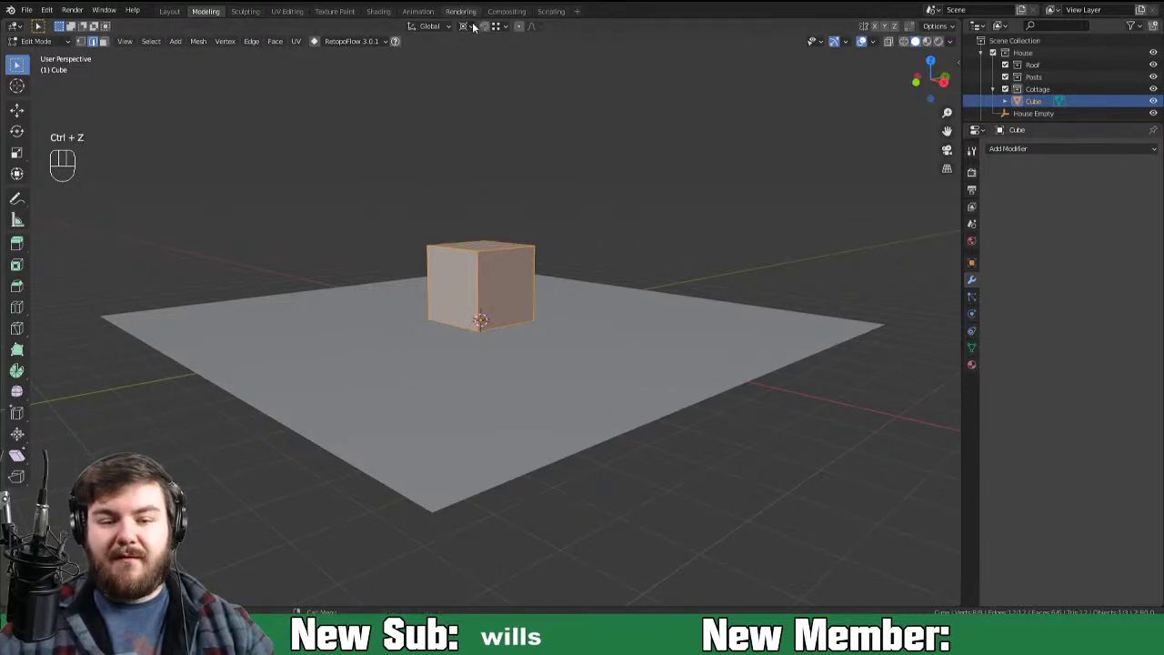
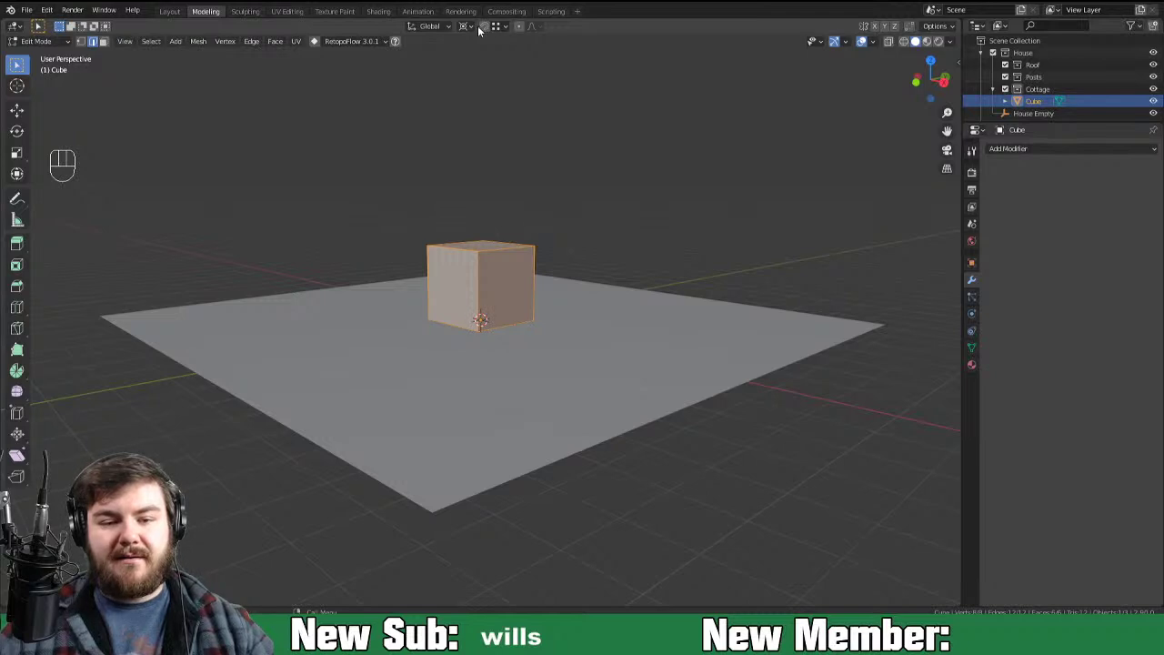
pyautogui.moveTo(468, 36); pyautogui.dragTo(511, 60)
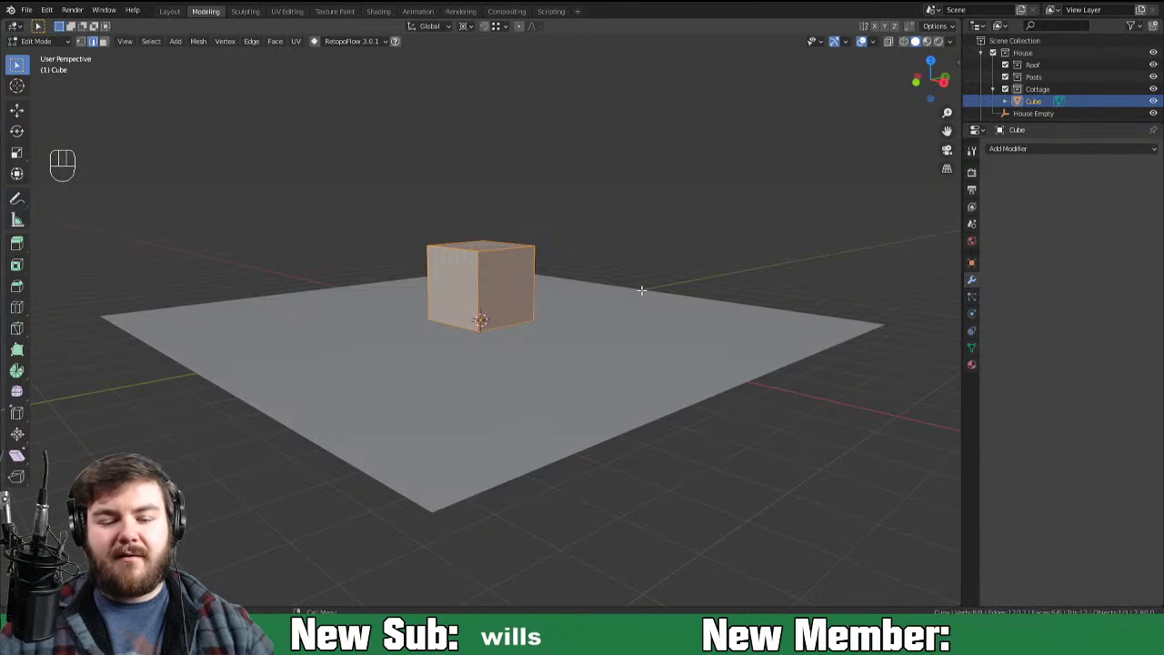
# Step: Scale the cube up and stretch a duplicate to 3.135 along X into a T-shaped base
pyautogui.press('s')
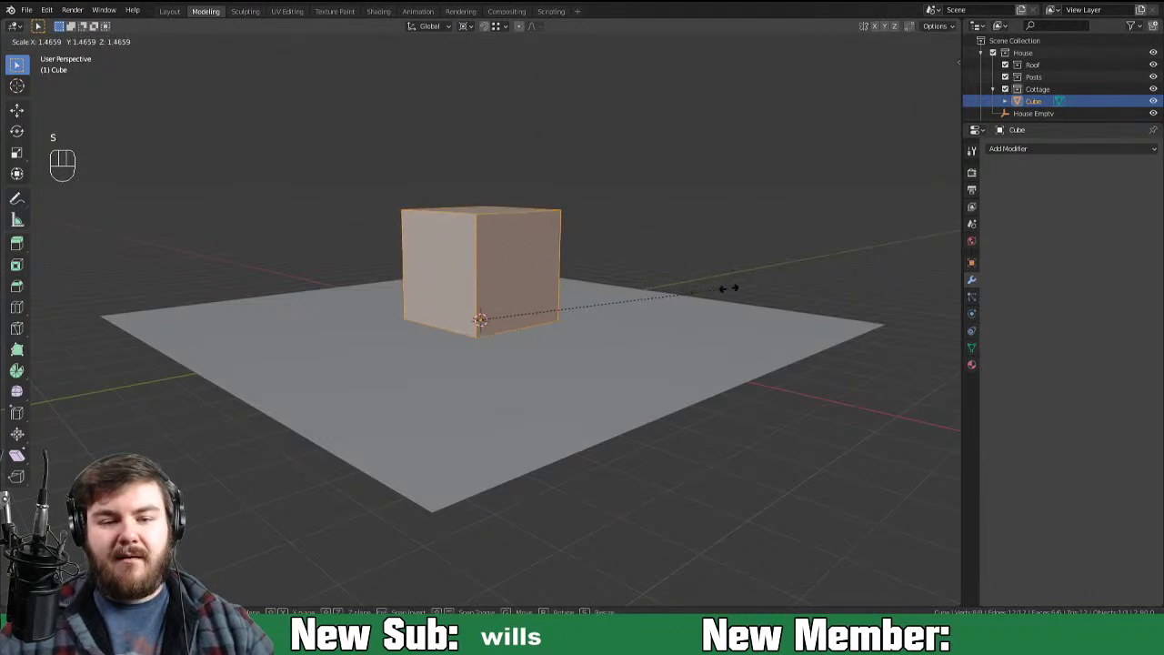
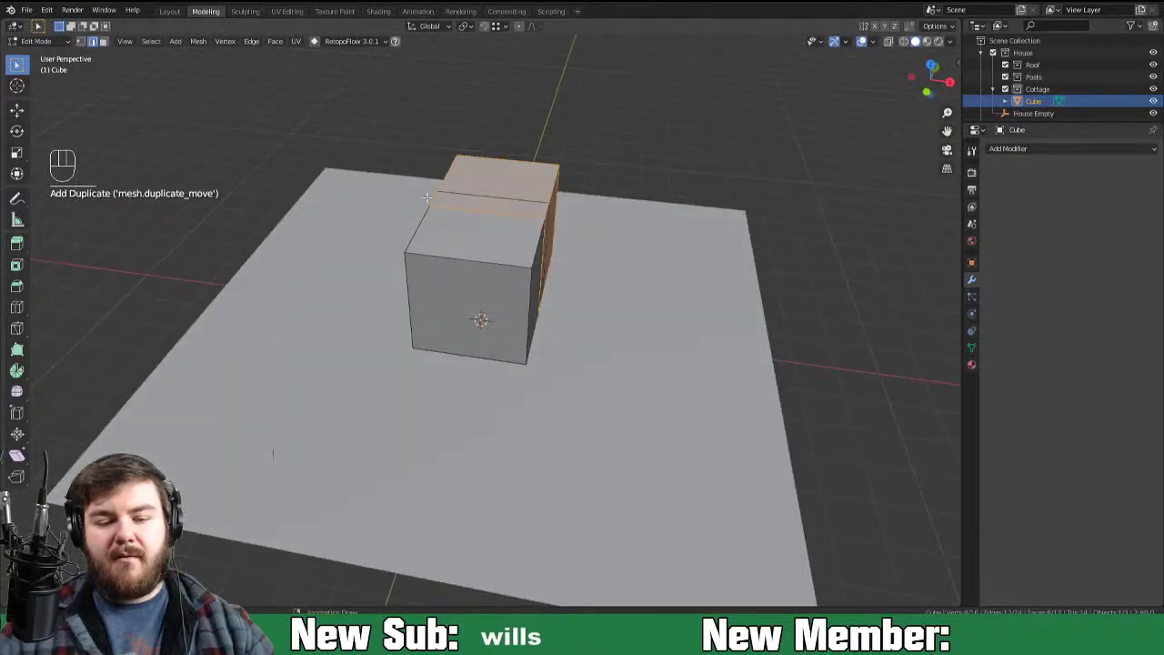
pyautogui.press('s')
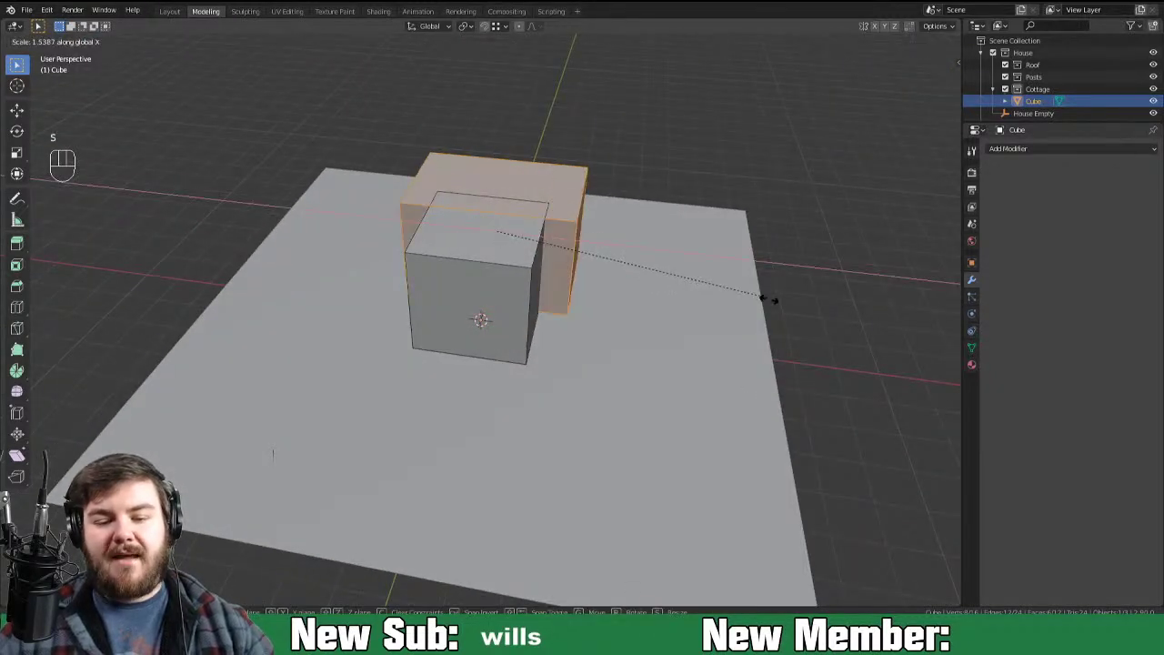
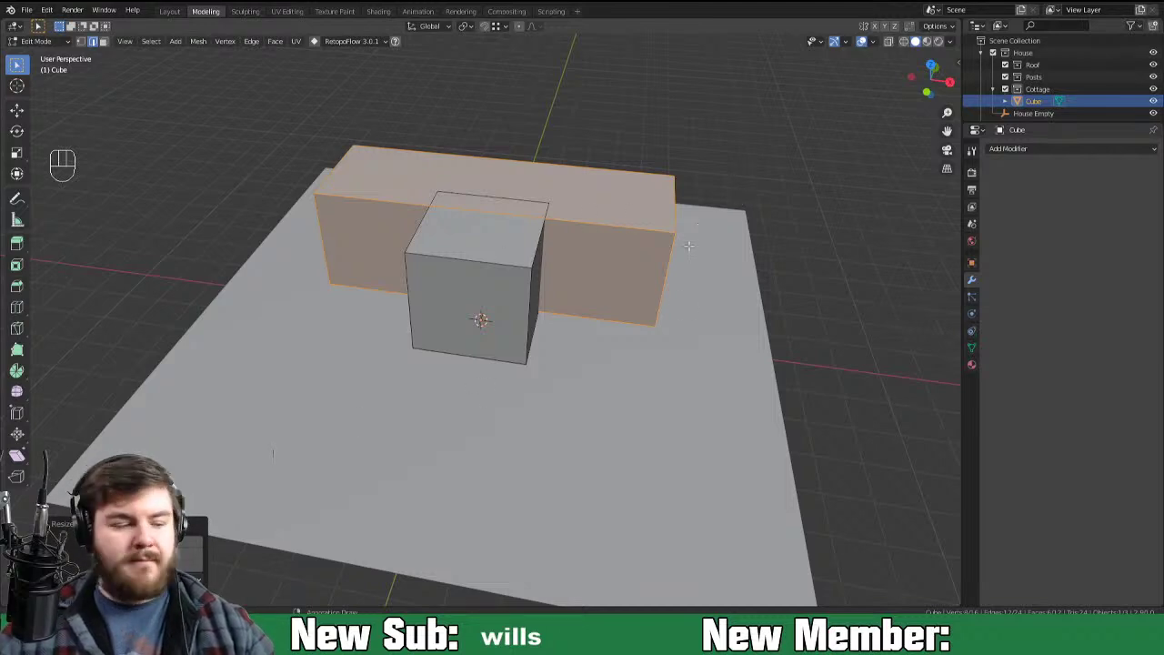
pyautogui.press('F9')
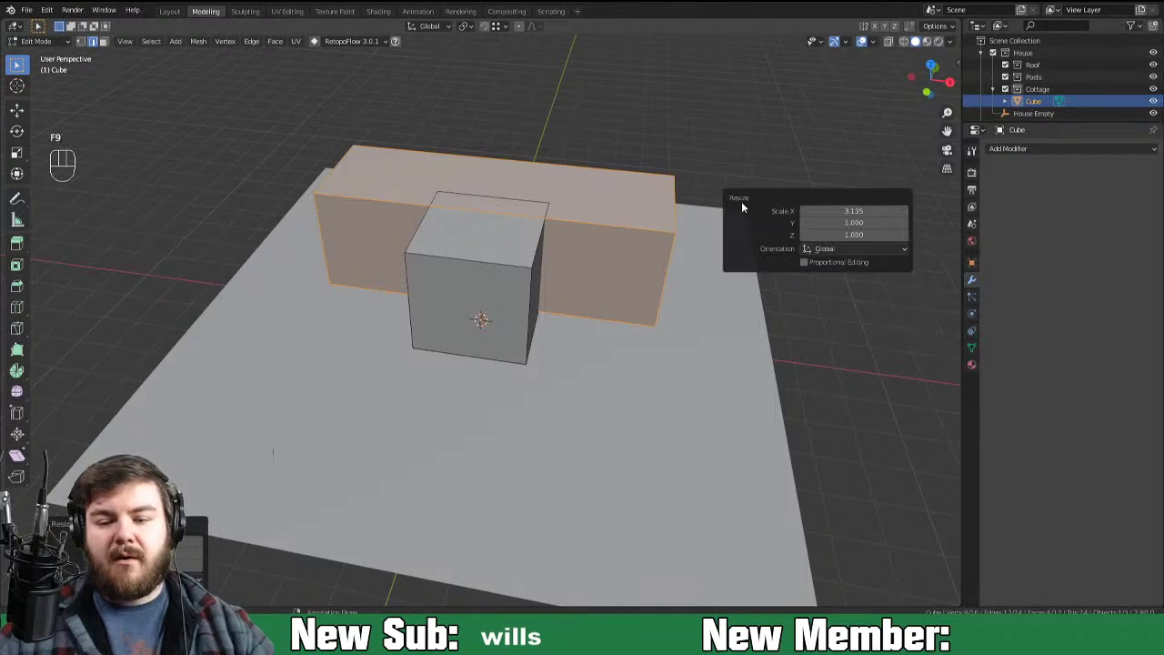
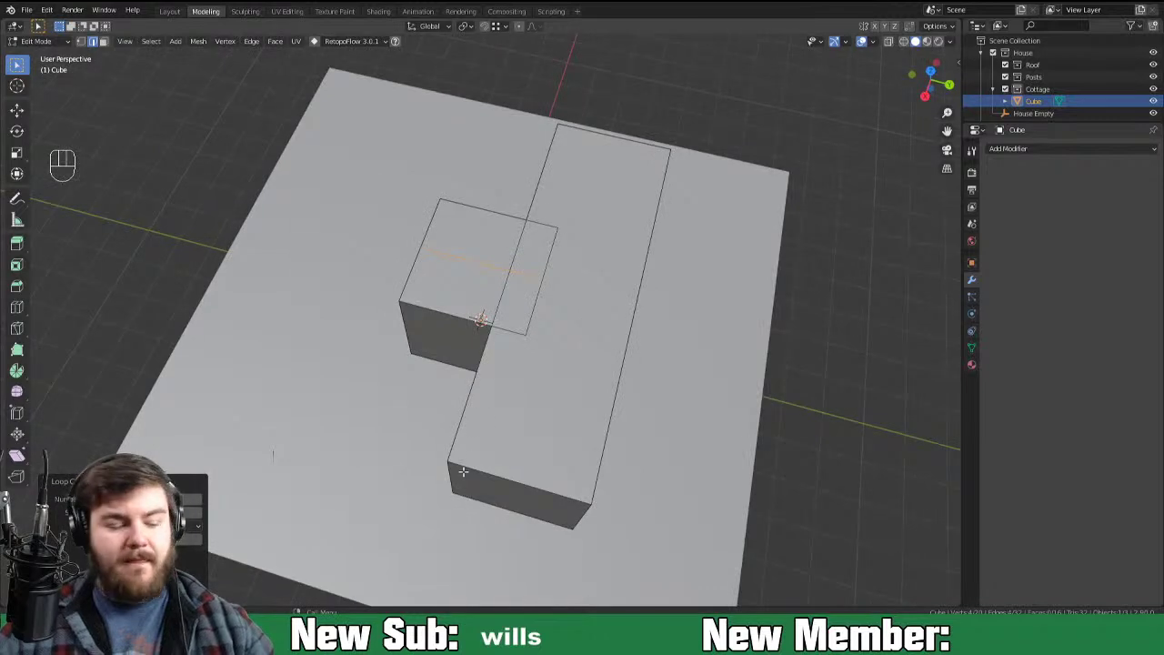
# Step: Loop-cut the long block and raise its ridge edge into a pointed gable
pyautogui.press('ctrl+r')
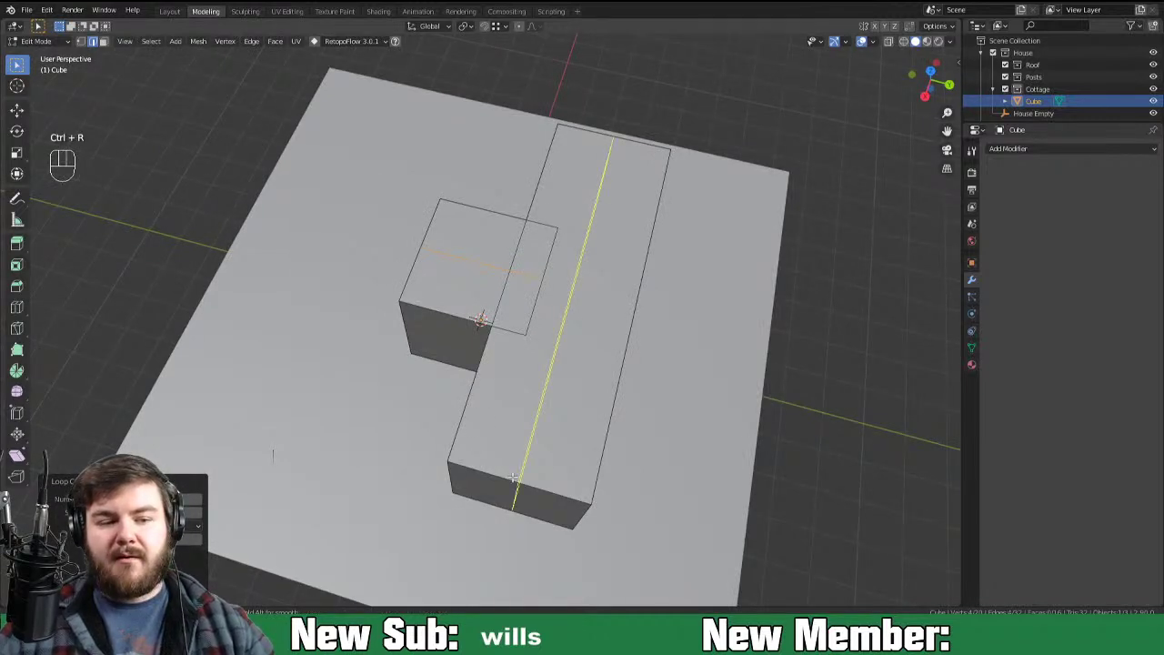
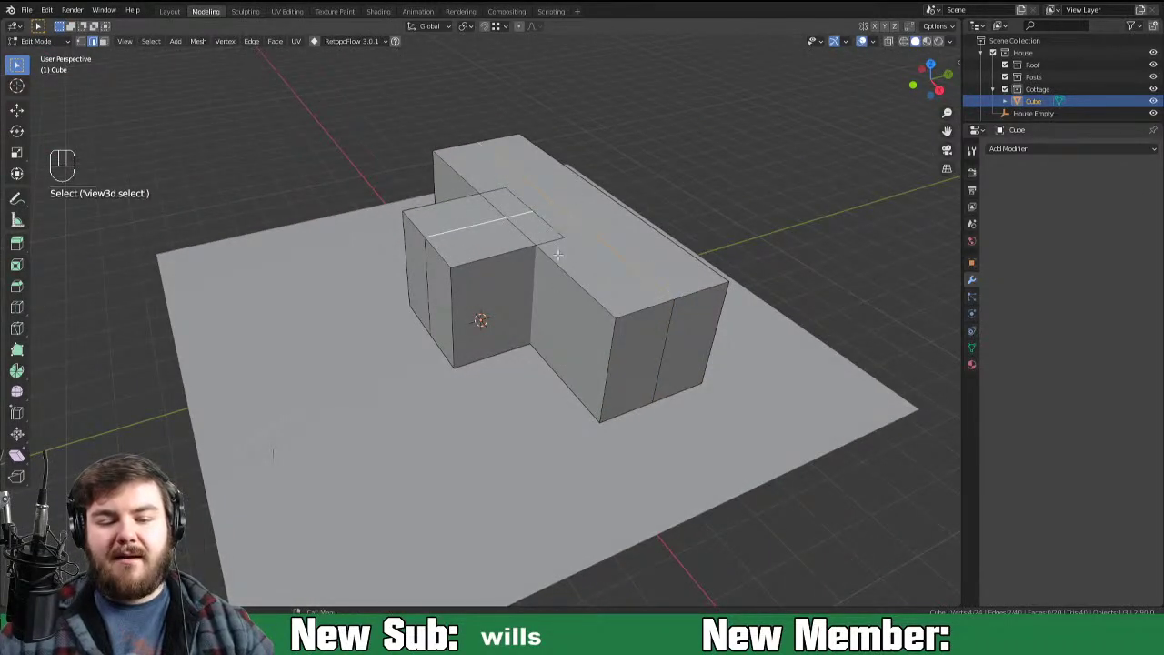
pyautogui.press('g')
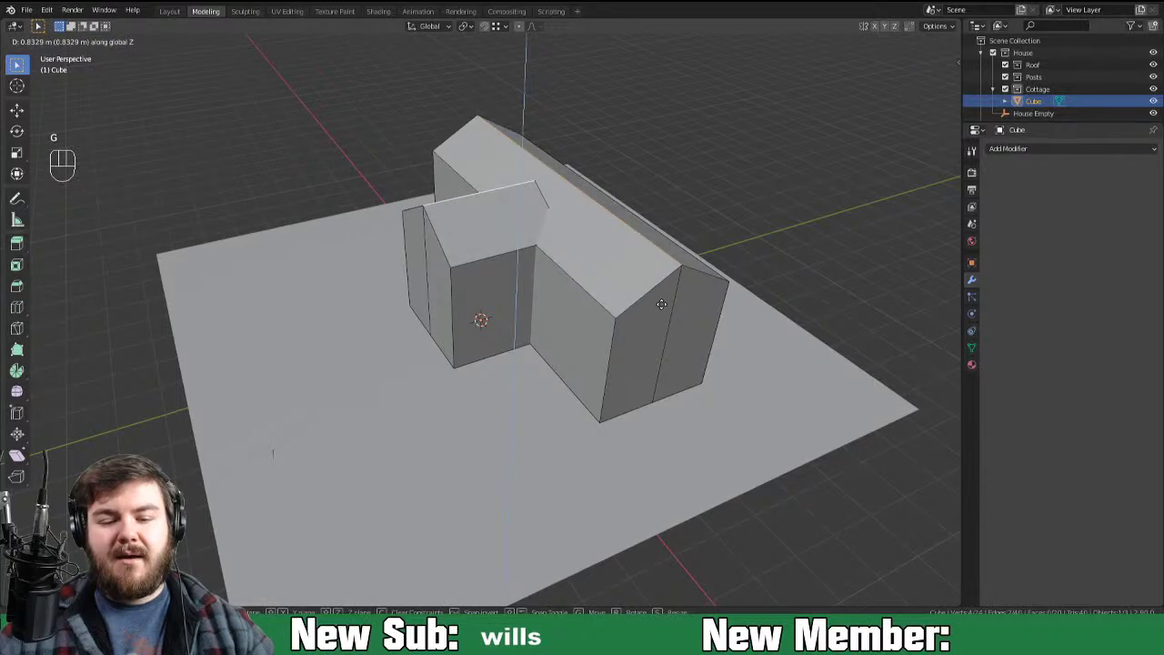
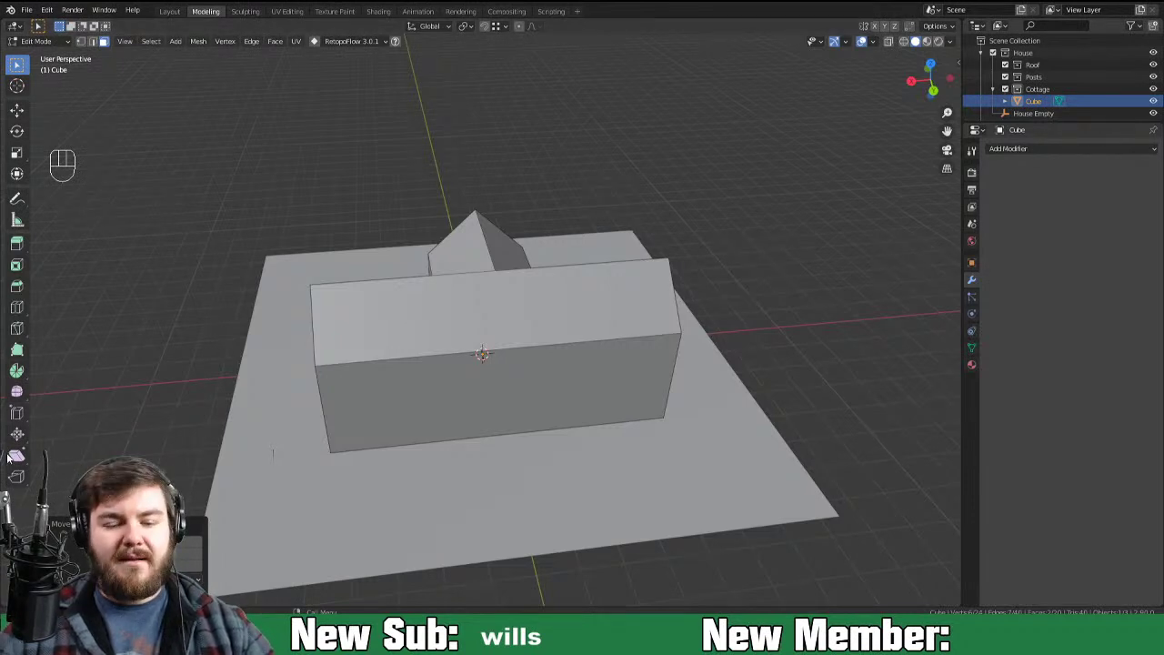
pyautogui.press('ctrl+r')
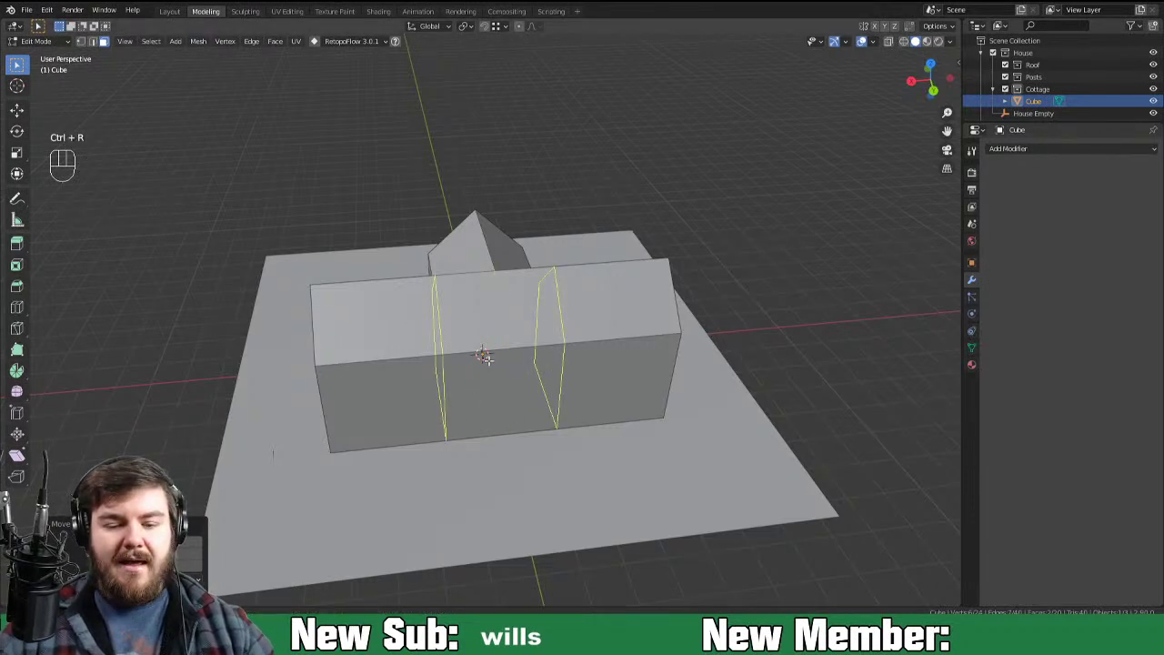
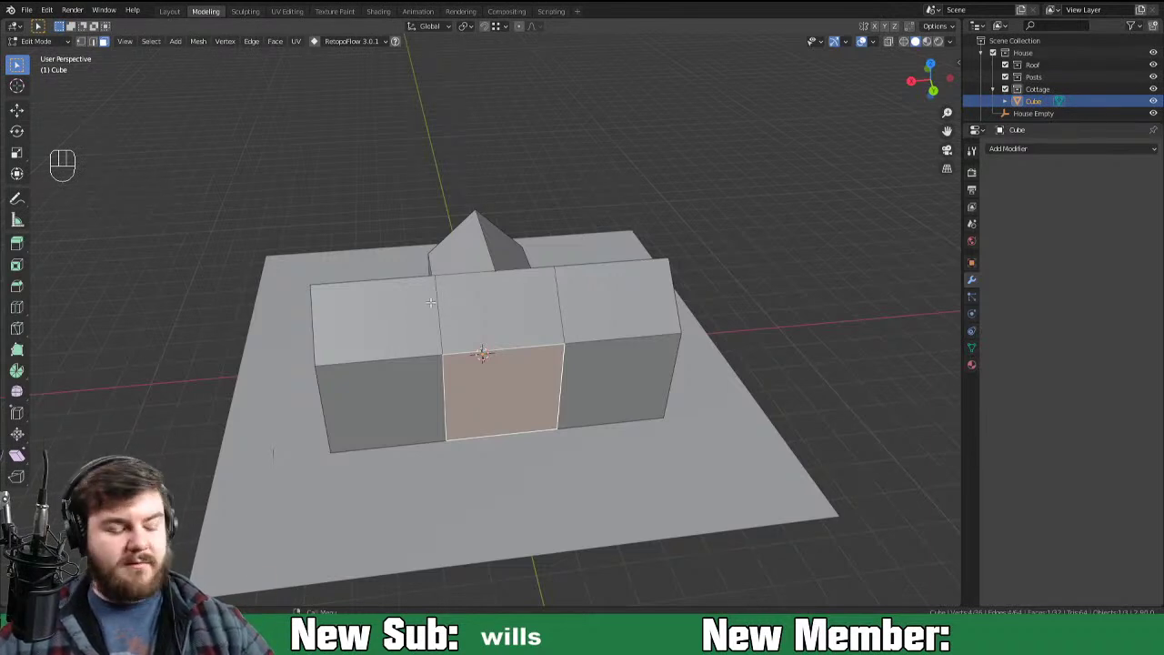
pyautogui.press('ctrl+z')
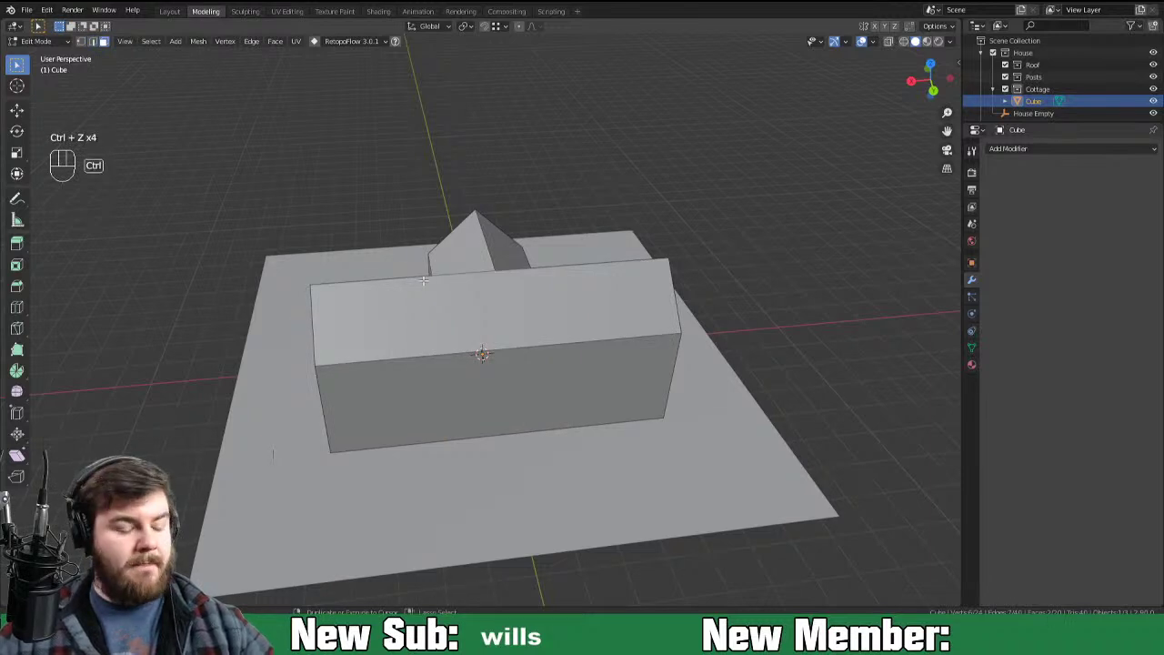
# Step: Loop-cut and extrude a gabled wing, lower the ridge where the roofs meet, and name it Cottage
pyautogui.press('ctrl+r')
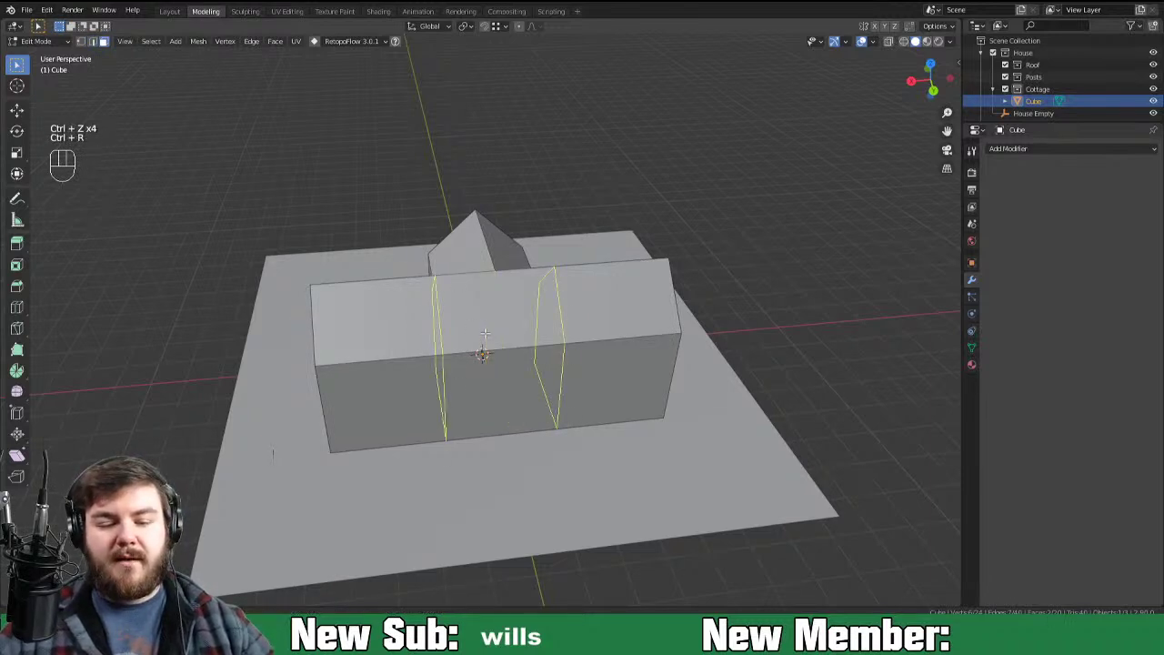
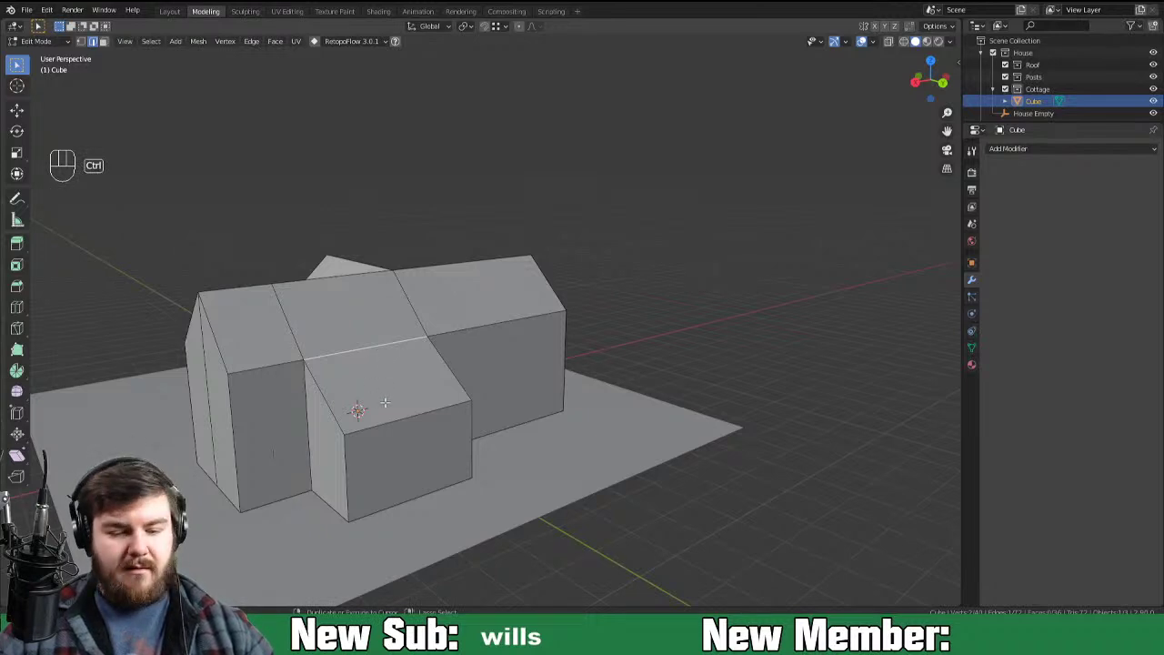
pyautogui.press('ctrl+r')
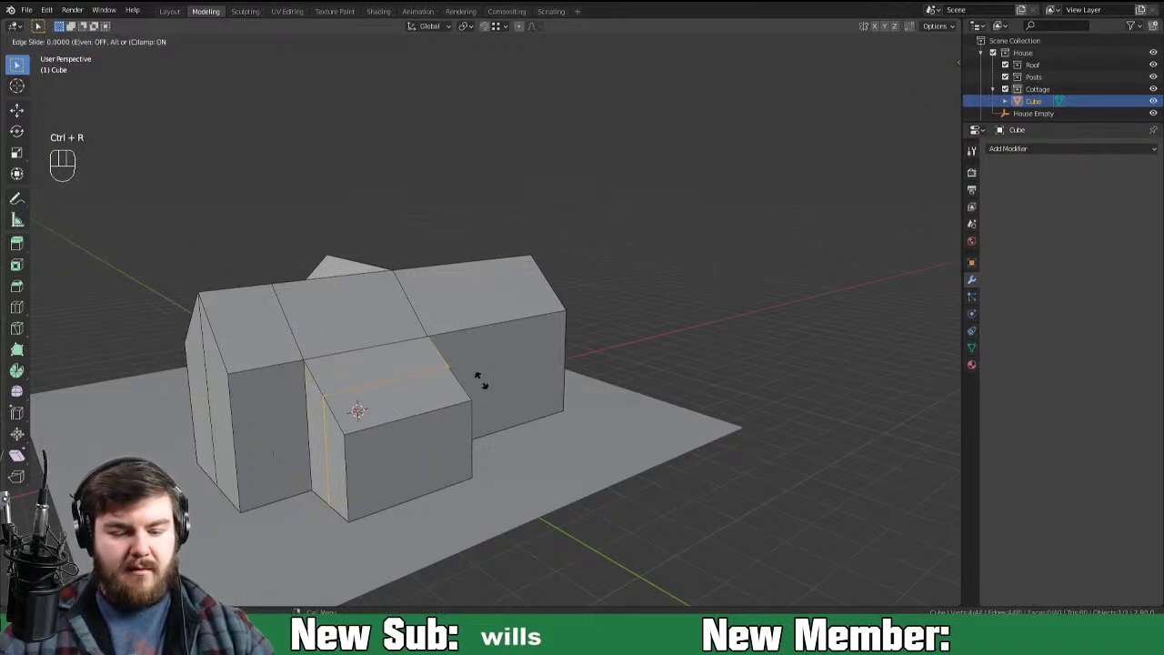
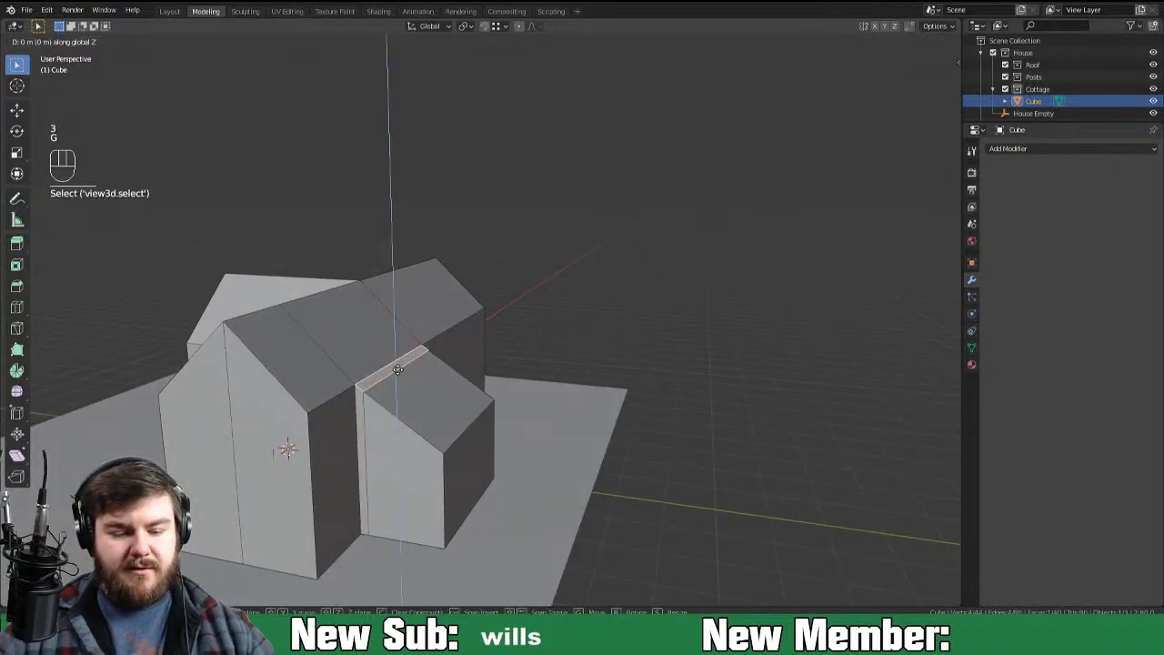
pyautogui.press('2')
pyautogui.press('g')
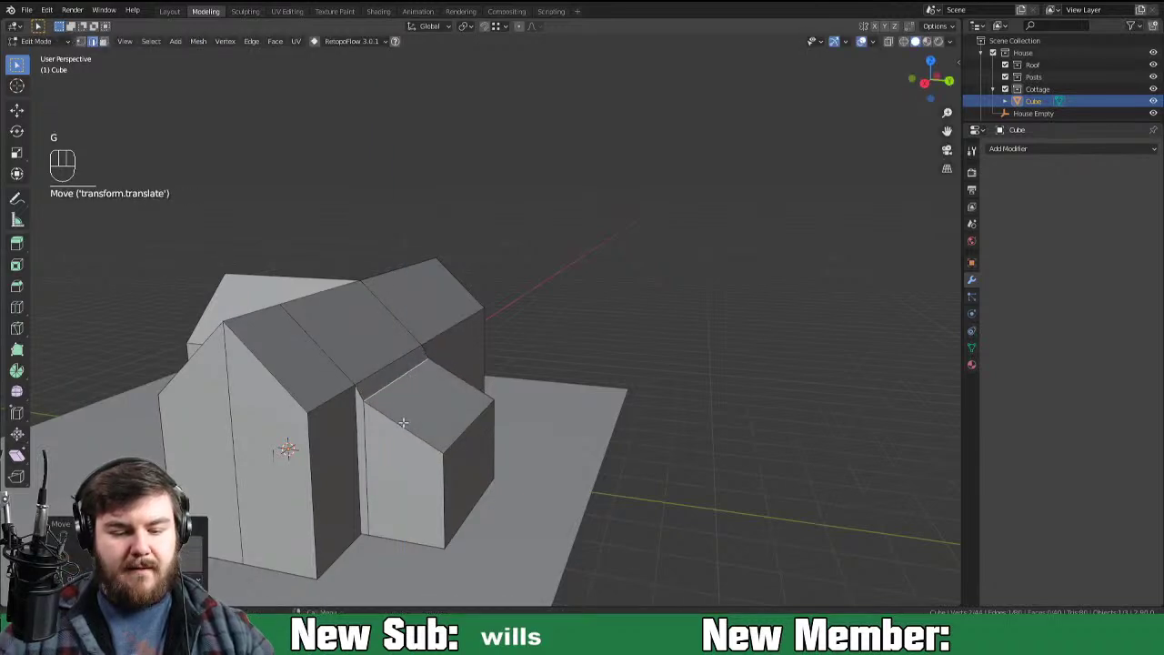
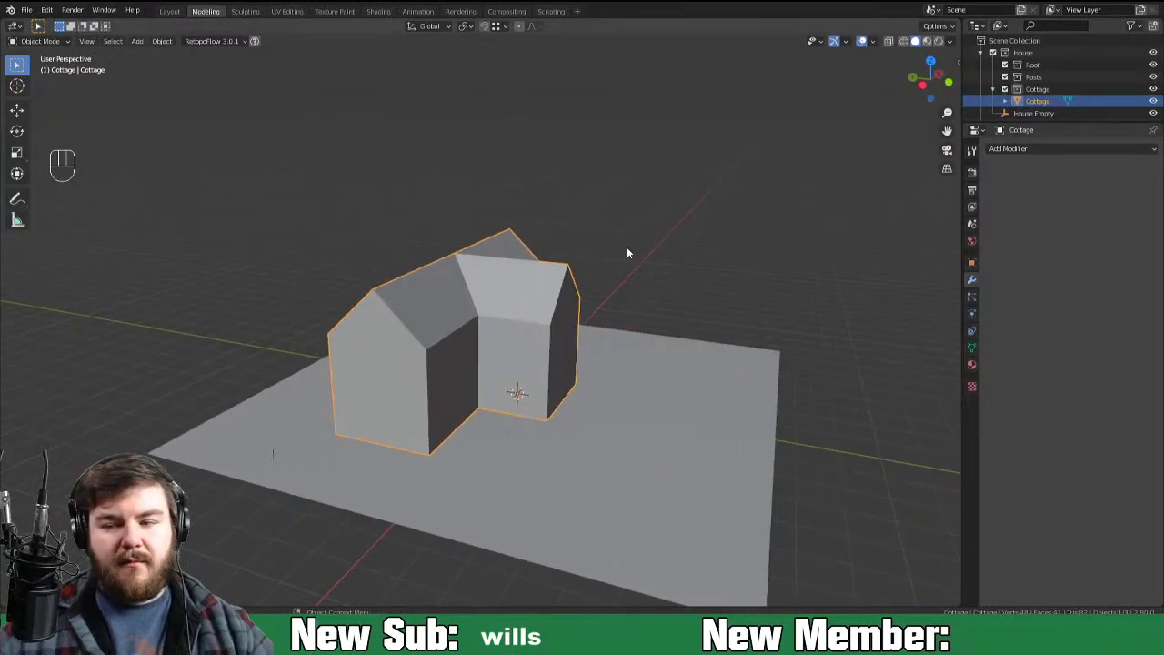
pyautogui.press('Tab')
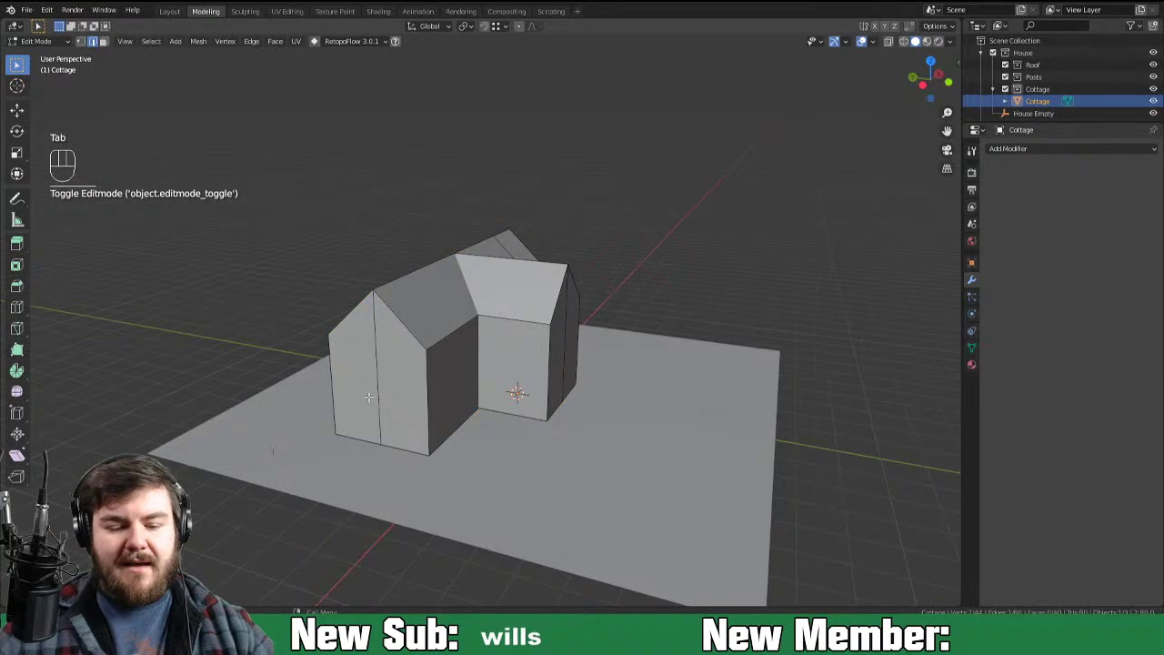
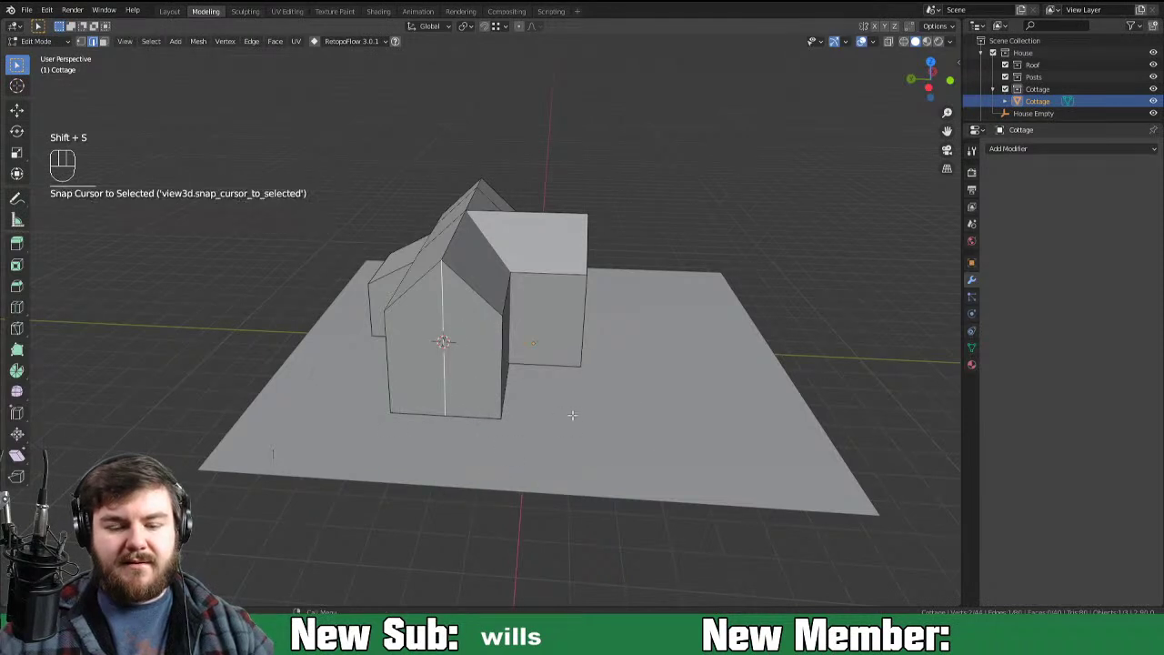
pyautogui.press('Tab')
pyautogui.press('shift+a')
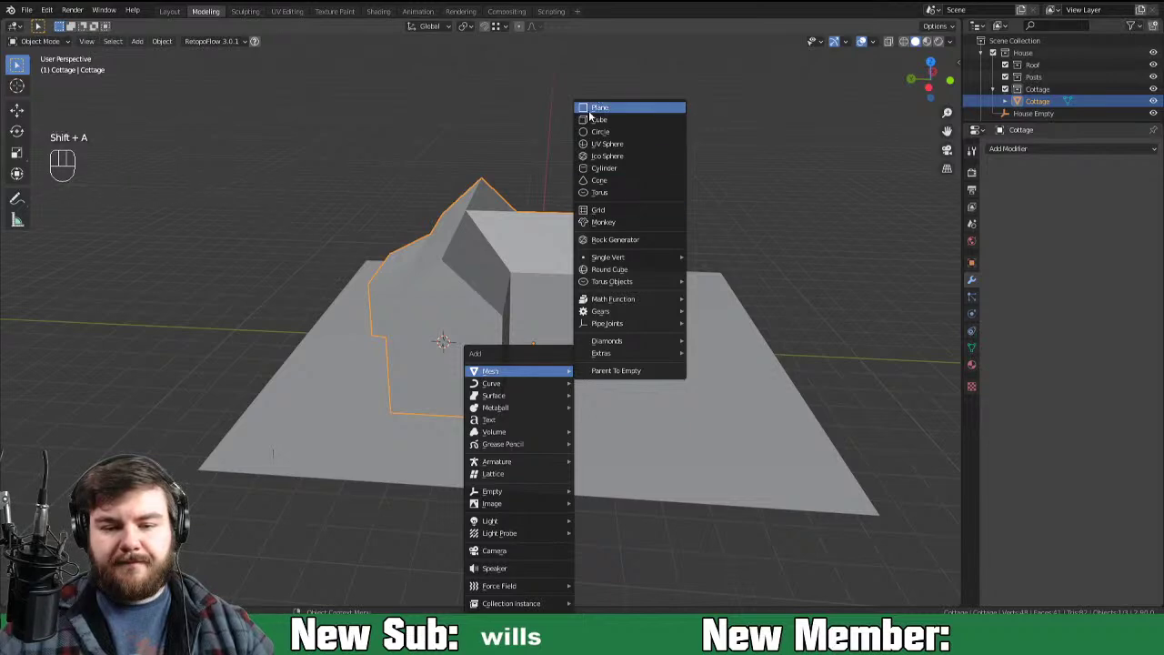
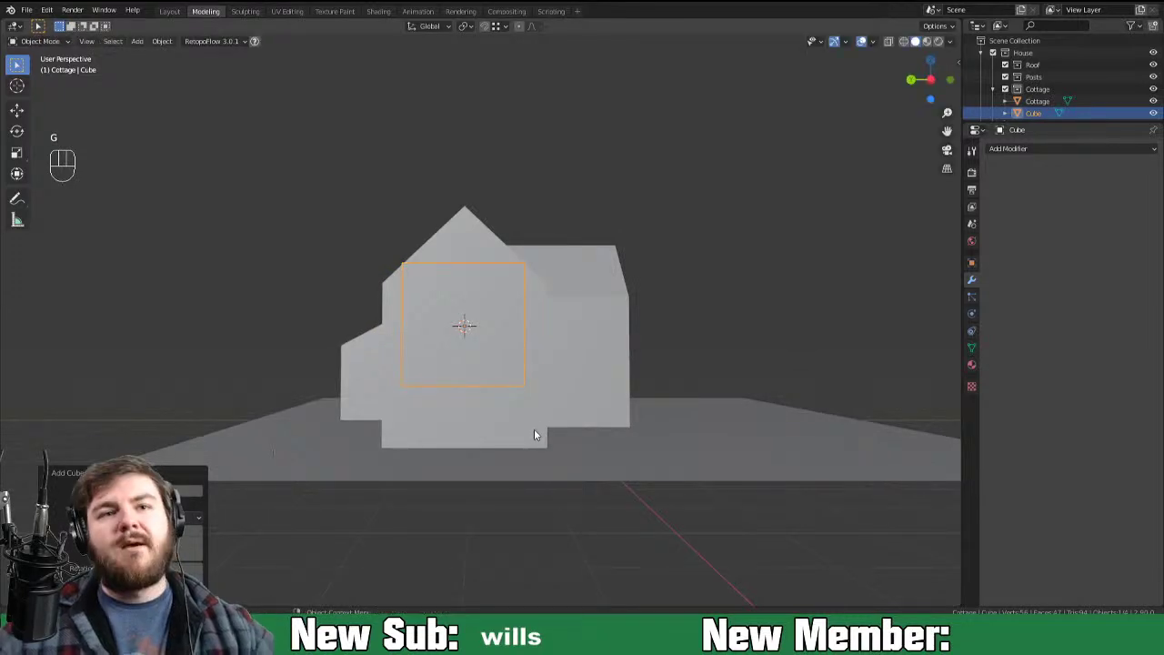
# Step: Lower the new cube to the ground, squash it thin on X and place it against the end wall as Chimney
pyautogui.press('Tab')
pyautogui.press('g')
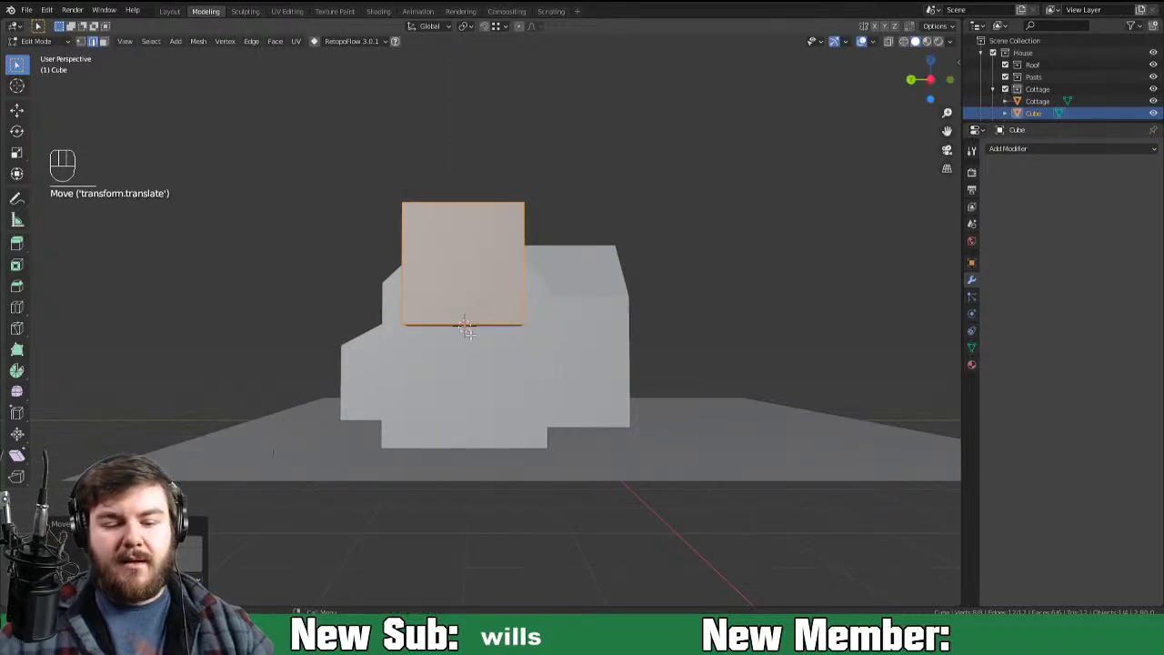
pyautogui.press('Tab')
pyautogui.press('g')
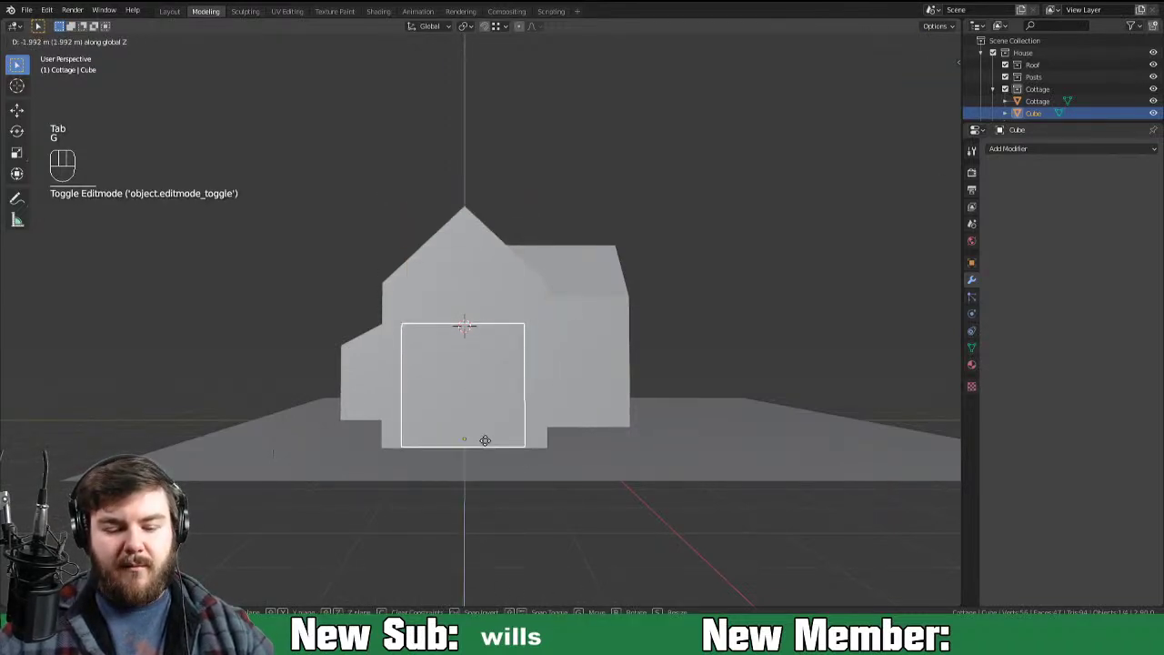
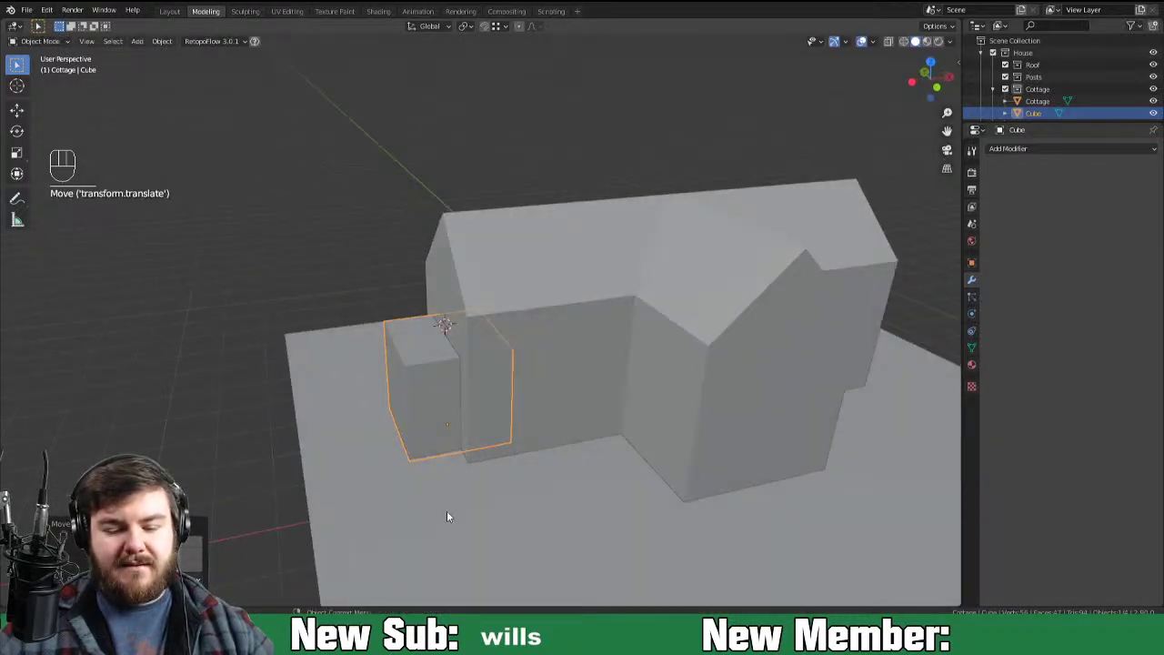
pyautogui.press('Tab')
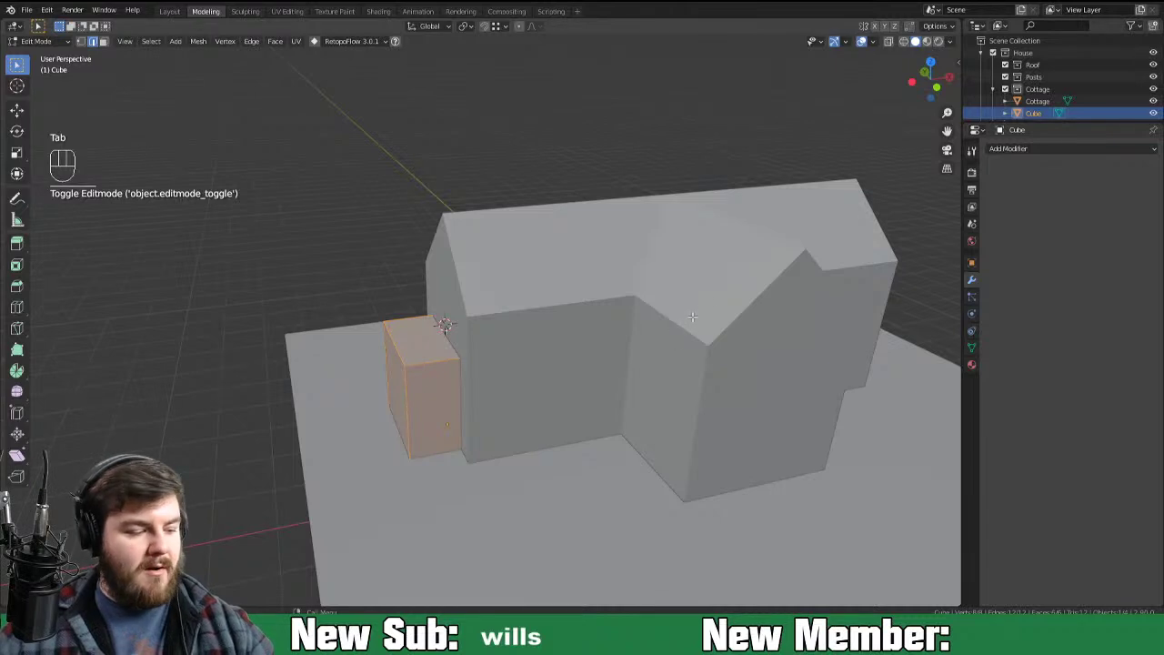
pyautogui.press('s')
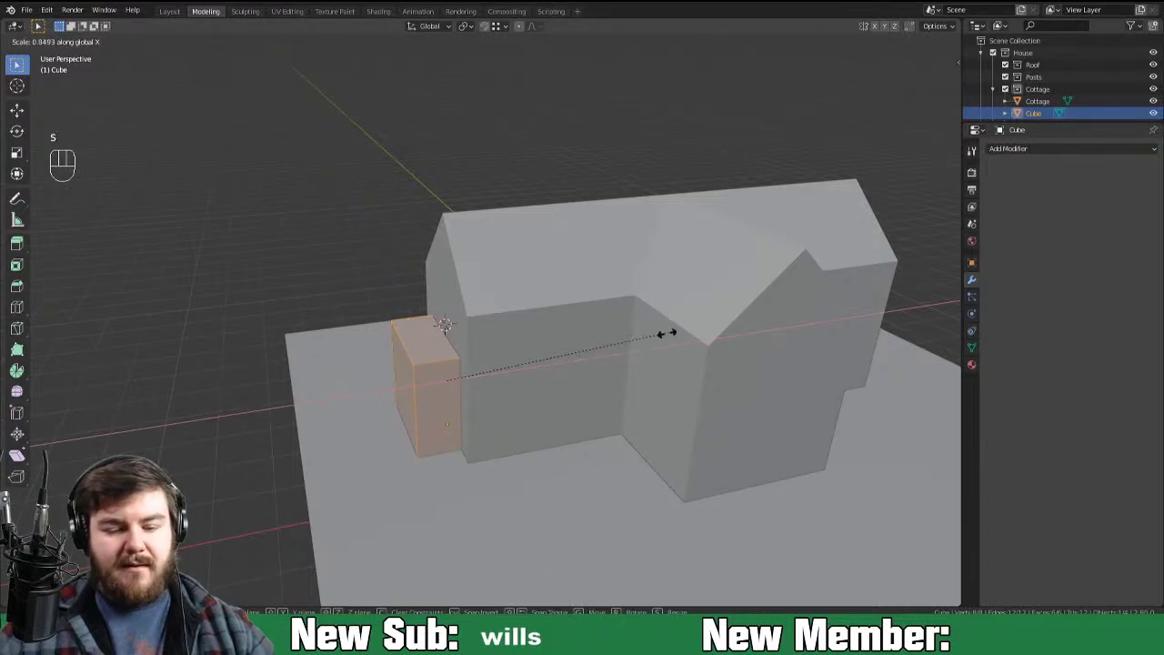
pyautogui.press('Tab')
pyautogui.press('g')
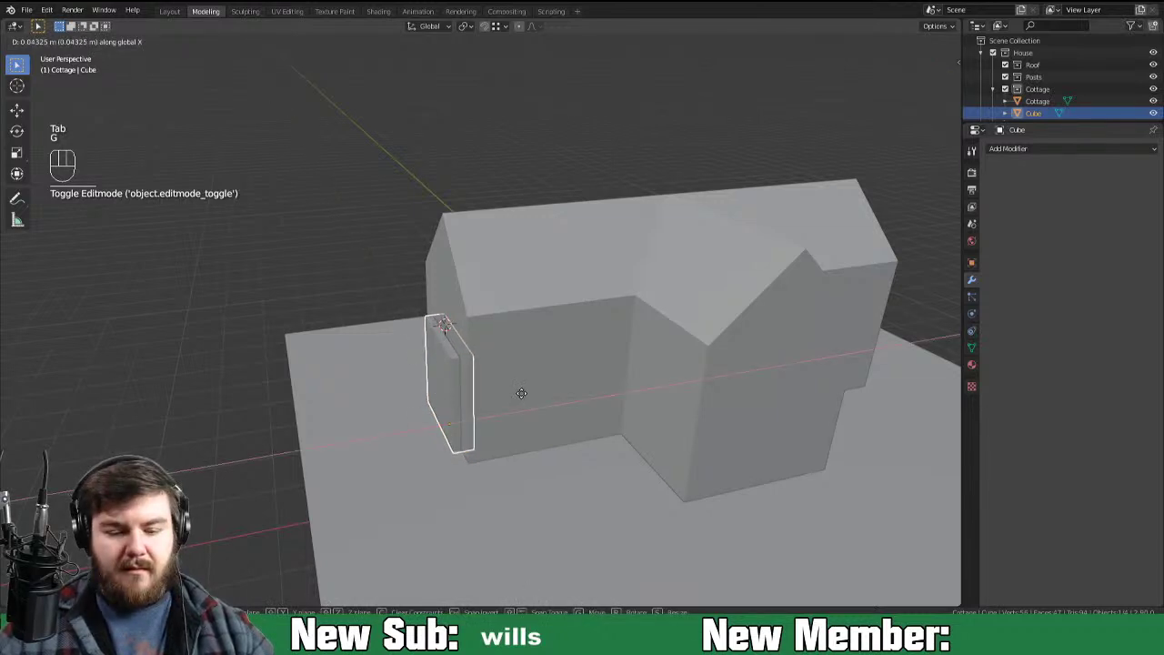
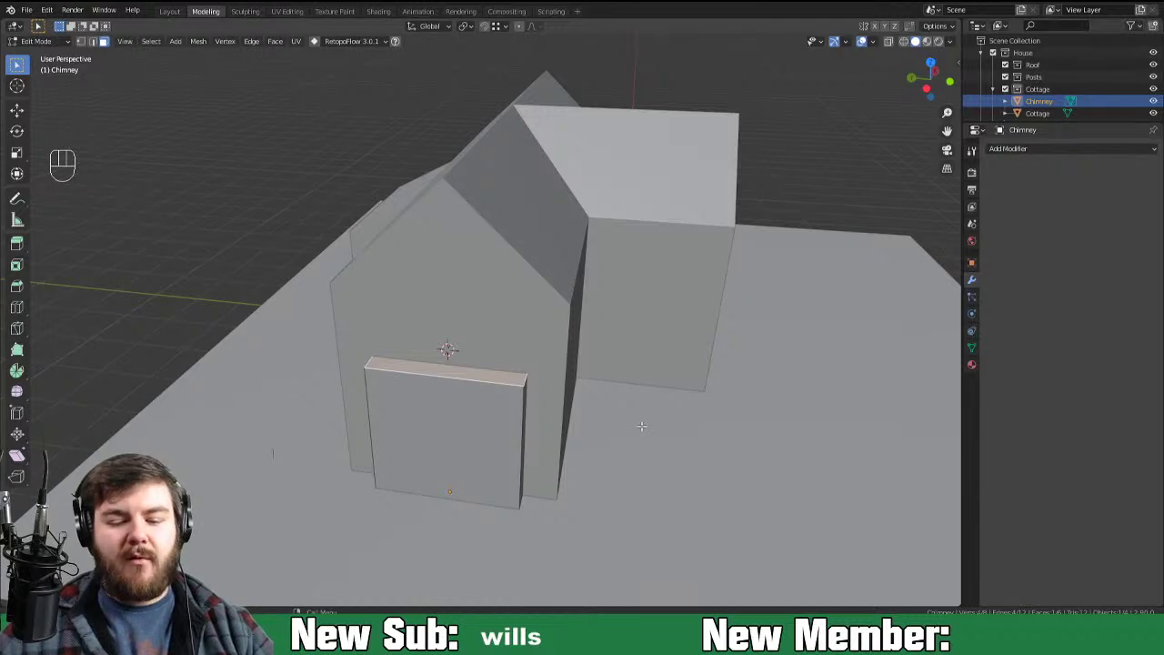
# Step: Extrude and narrow the chimney's top into a tapering base with a raised stack
pyautogui.press('e')
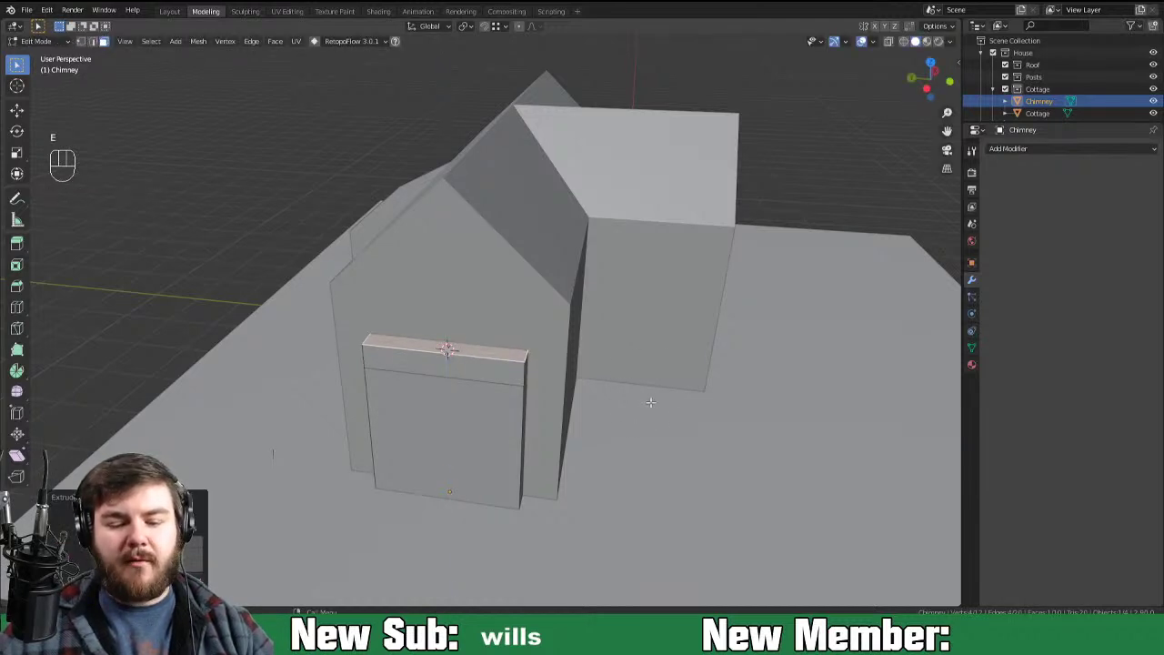
pyautogui.press('s')
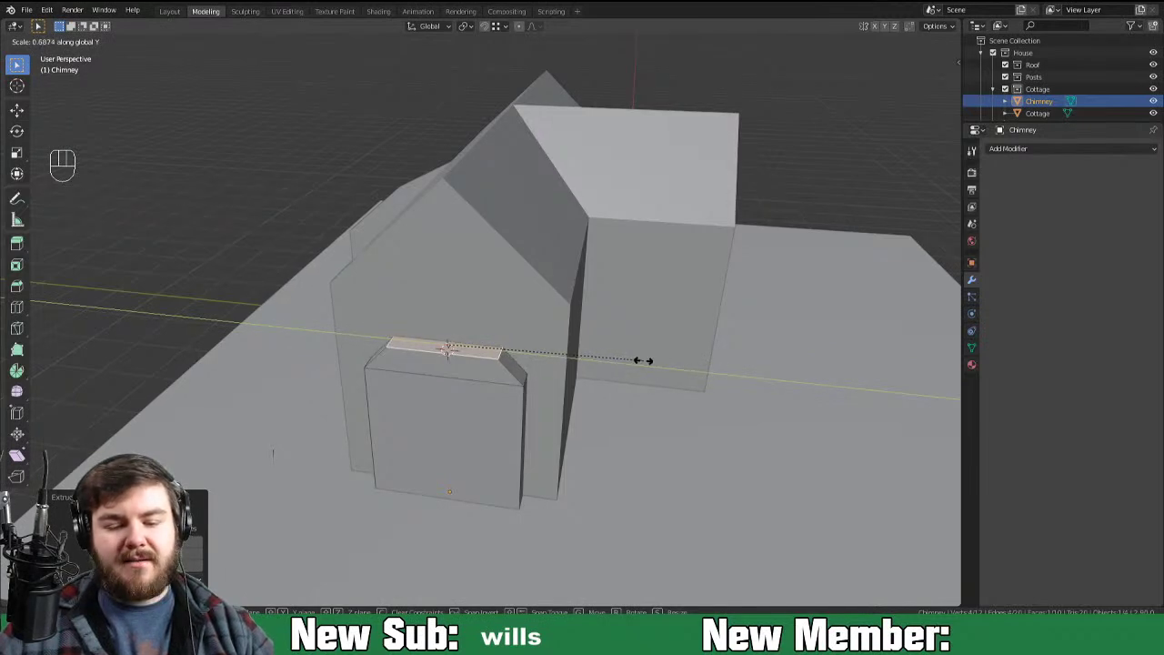
pyautogui.press('g')
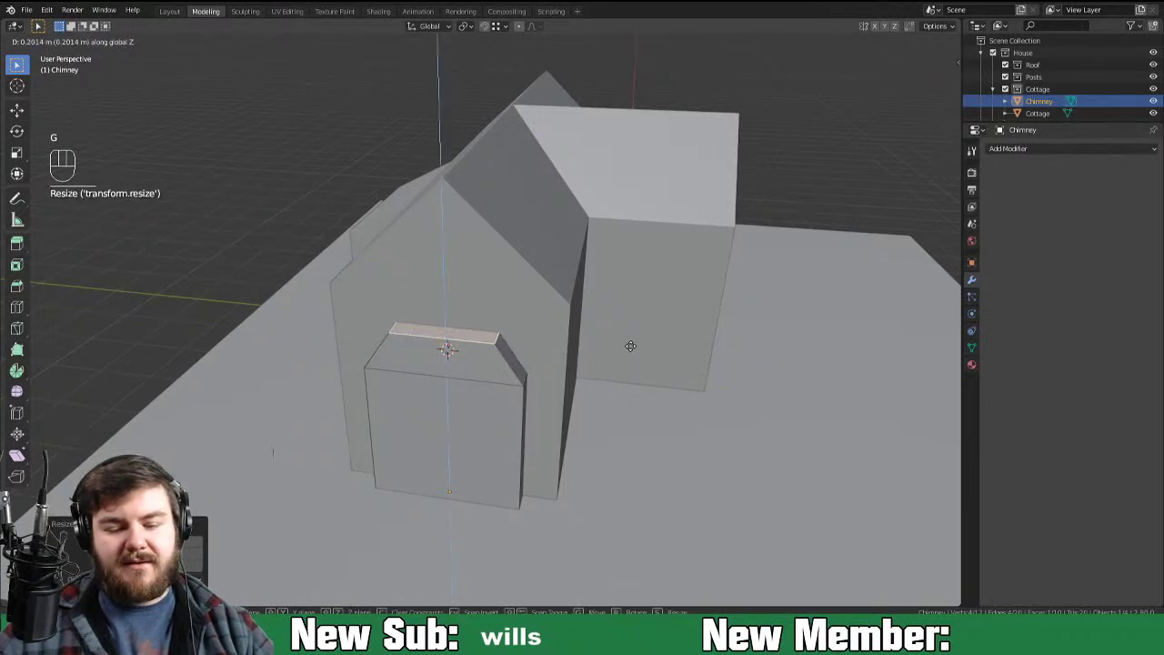
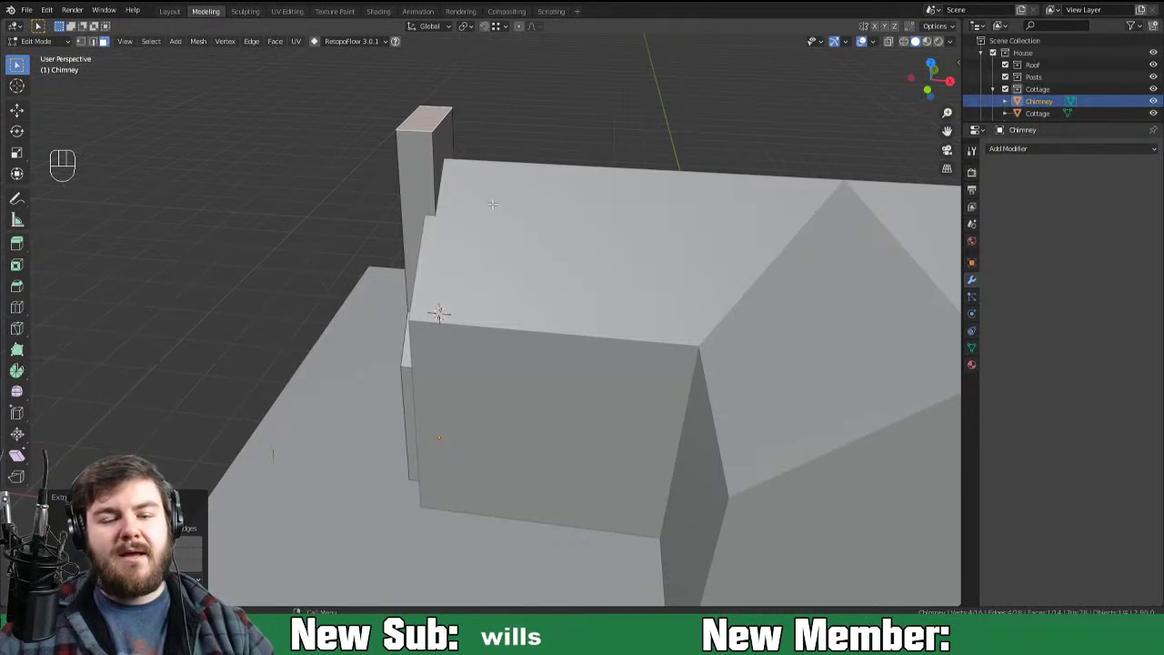
pyautogui.press('g')
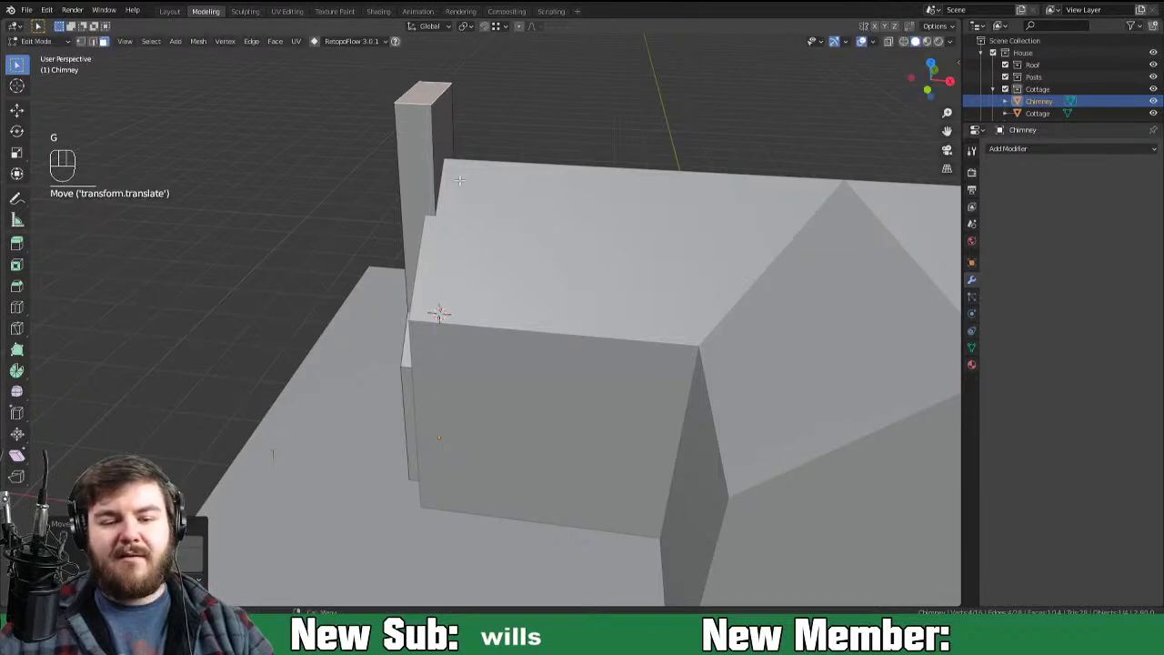
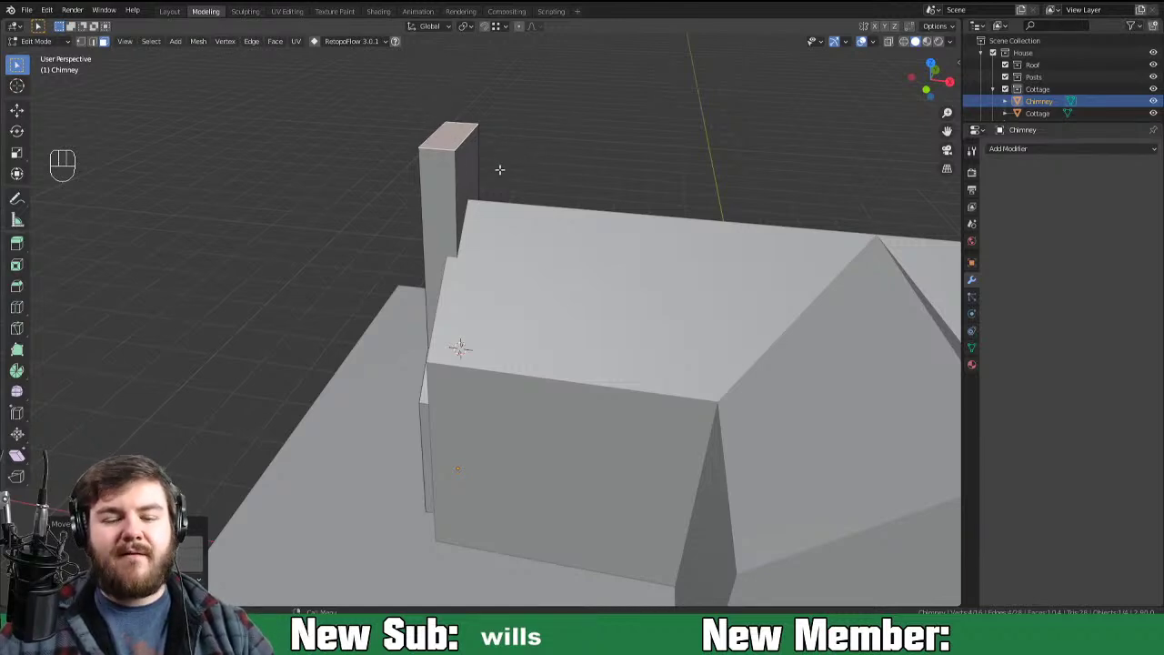
# Step: Extend the stack past the roof, flare it into a cap and inset its top face
pyautogui.press('e')
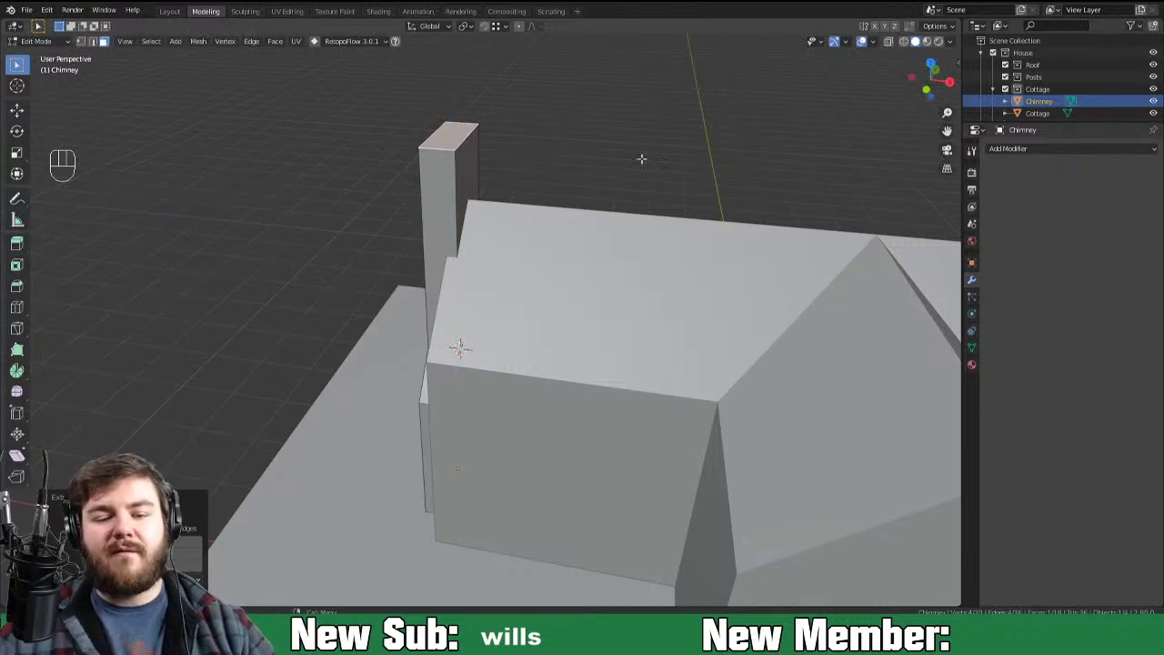
pyautogui.press('s')
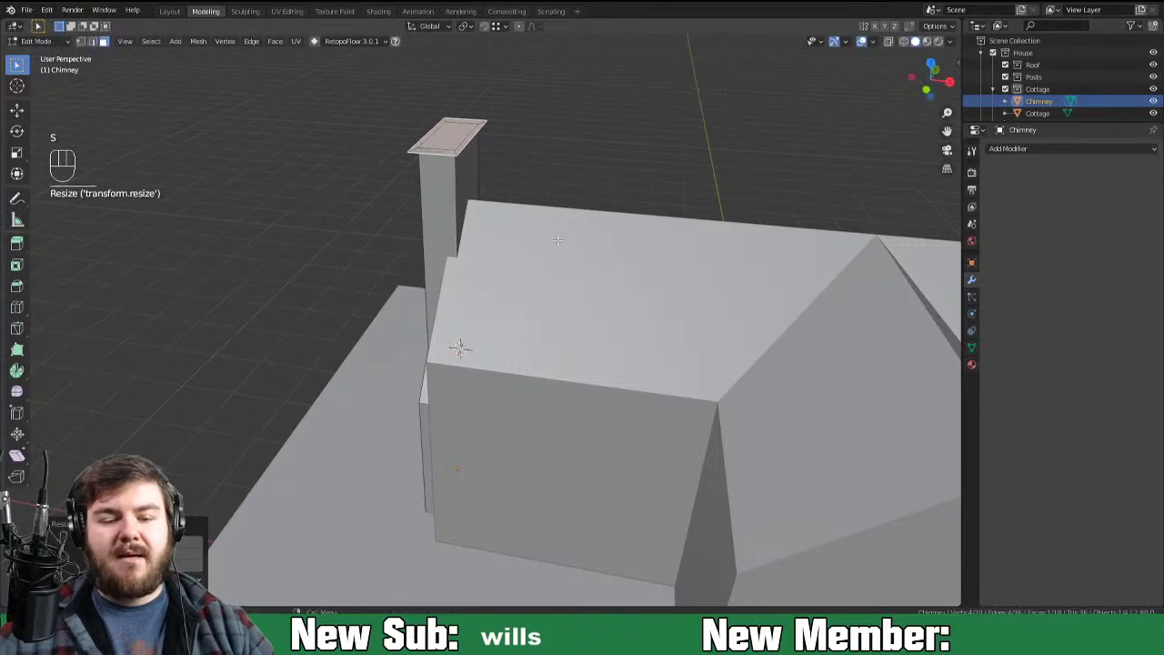
pyautogui.press('e')
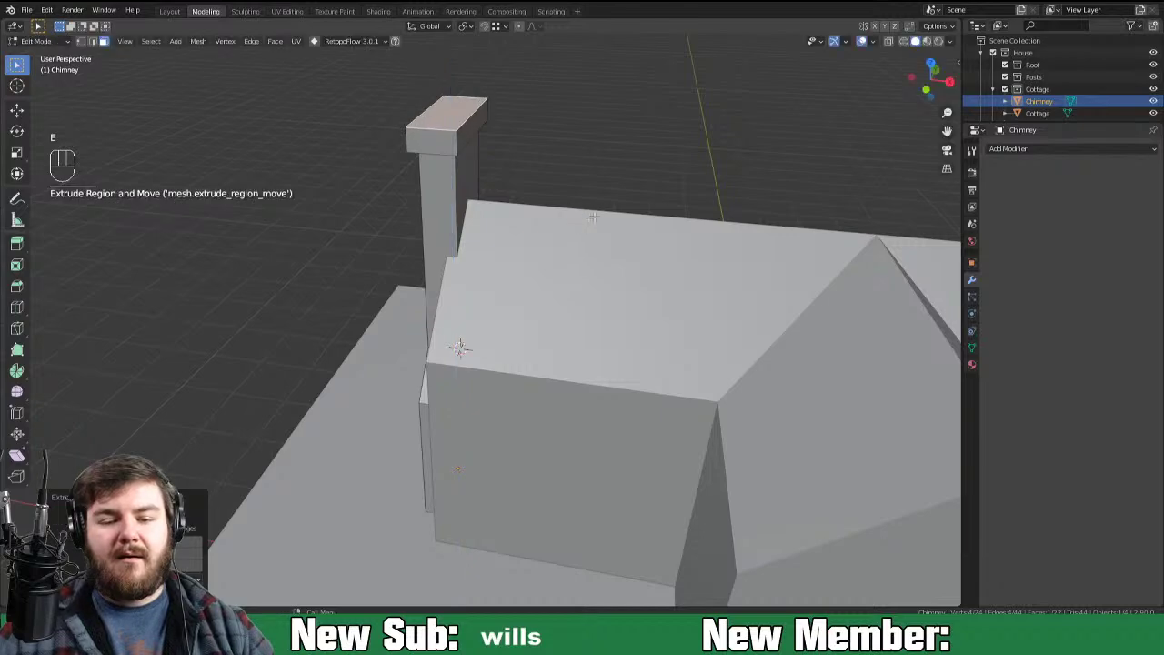
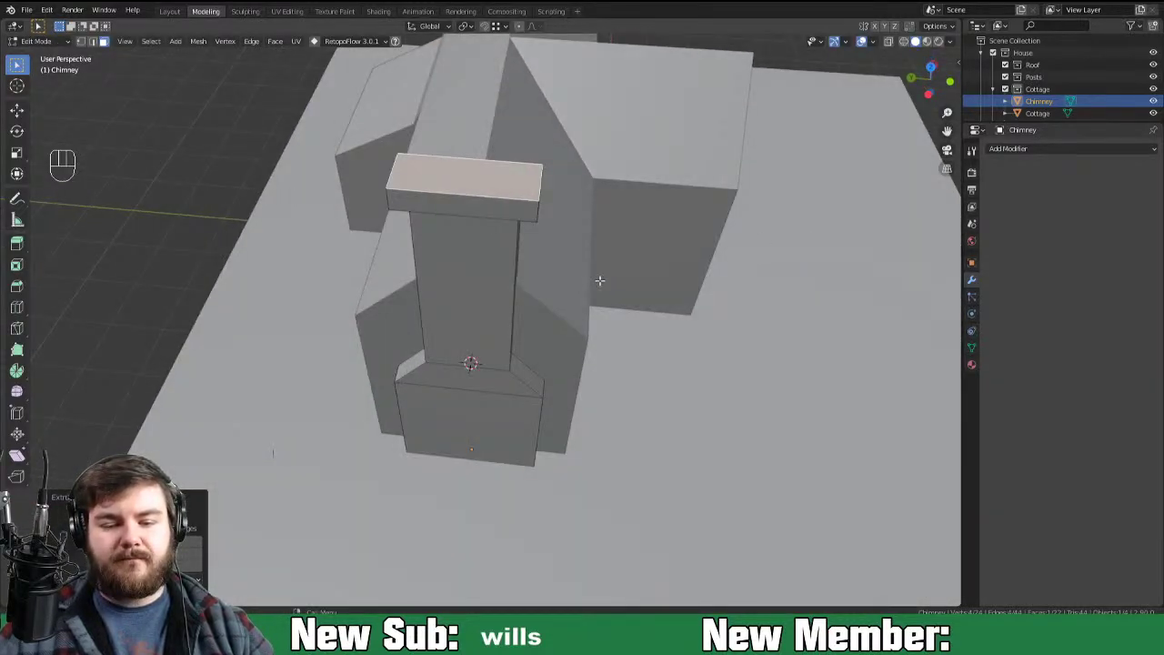
pyautogui.press('i')
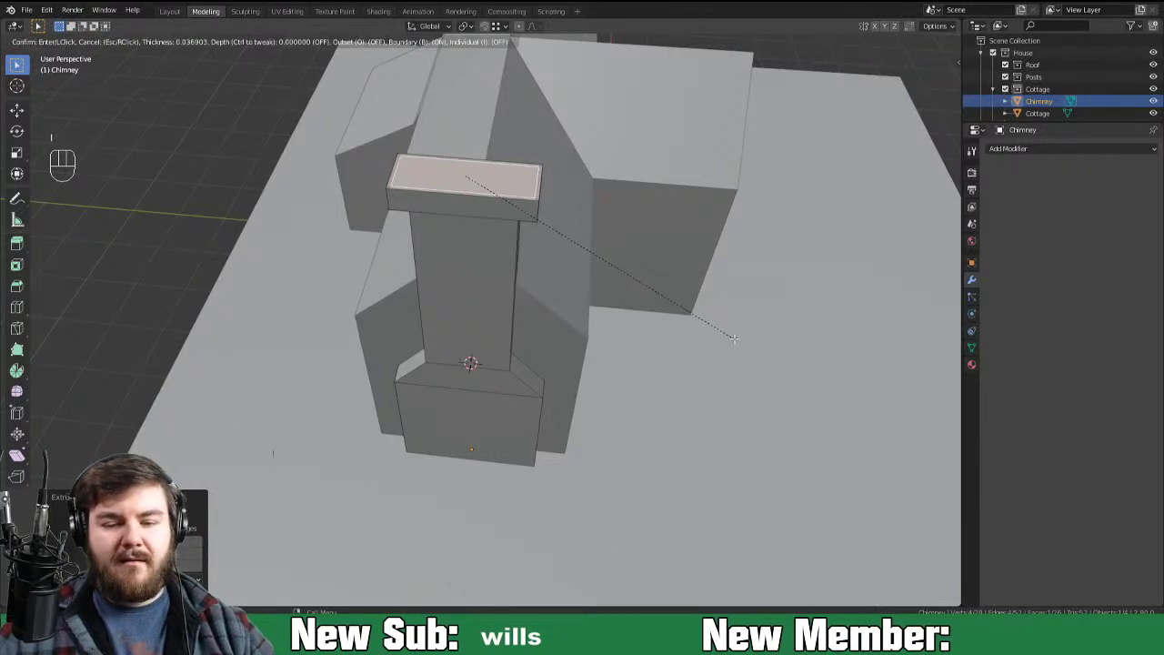
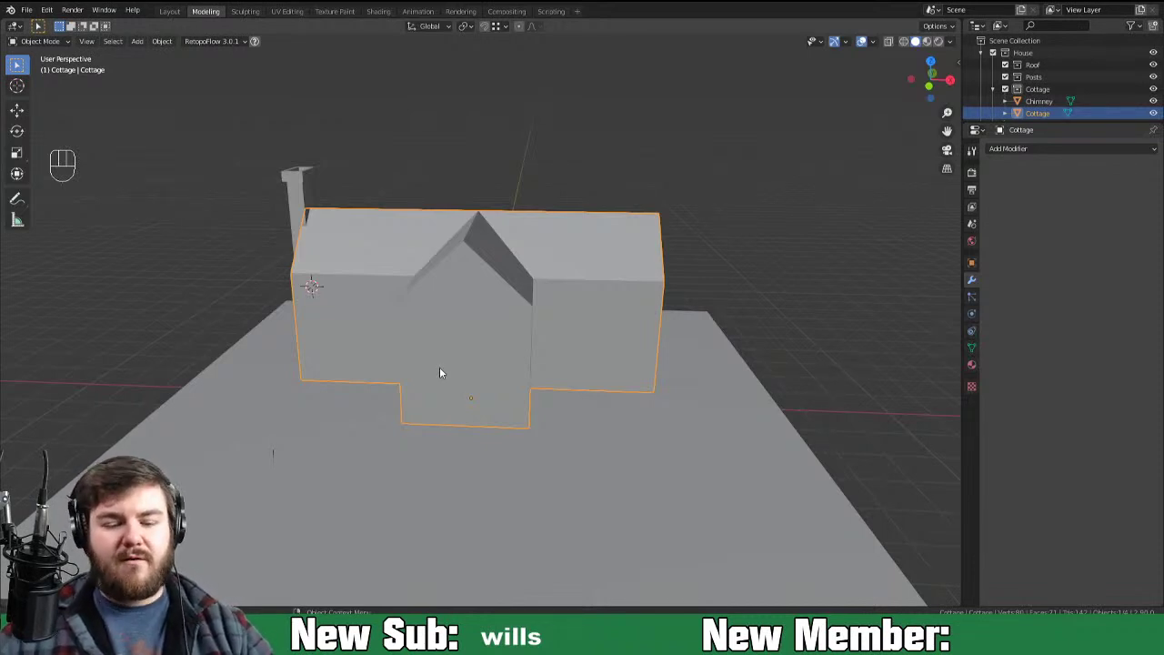
# Step: Snap the 3D cursor to the centre edge of the cottage's front gable wall
pyautogui.press('Tab')
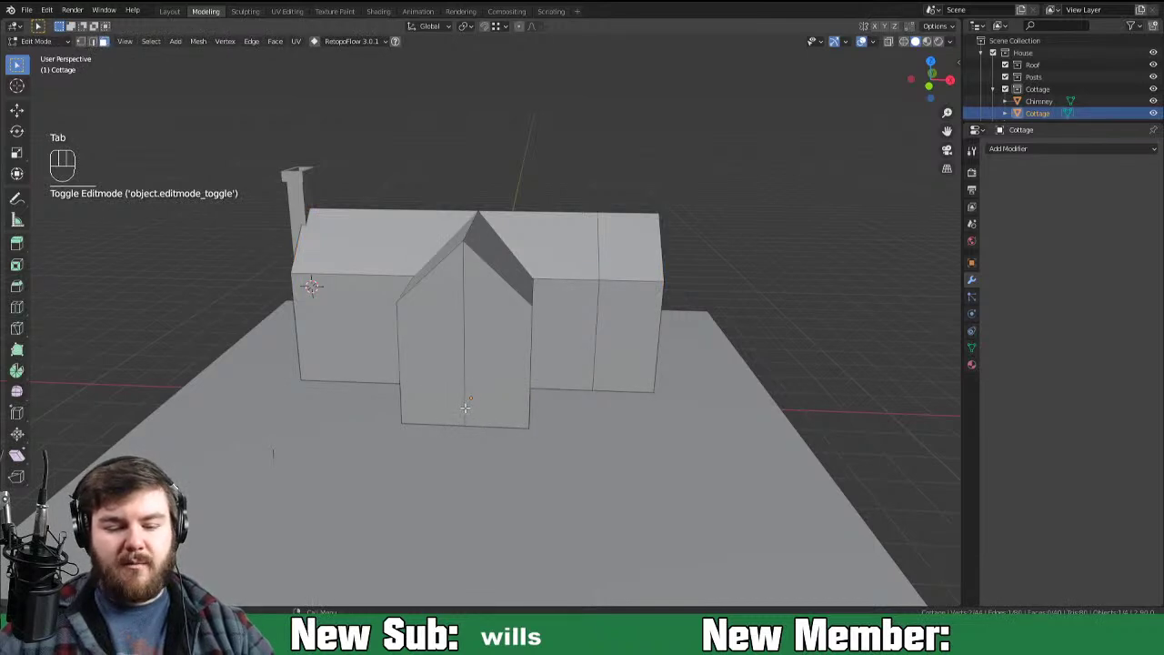
pyautogui.press('2')
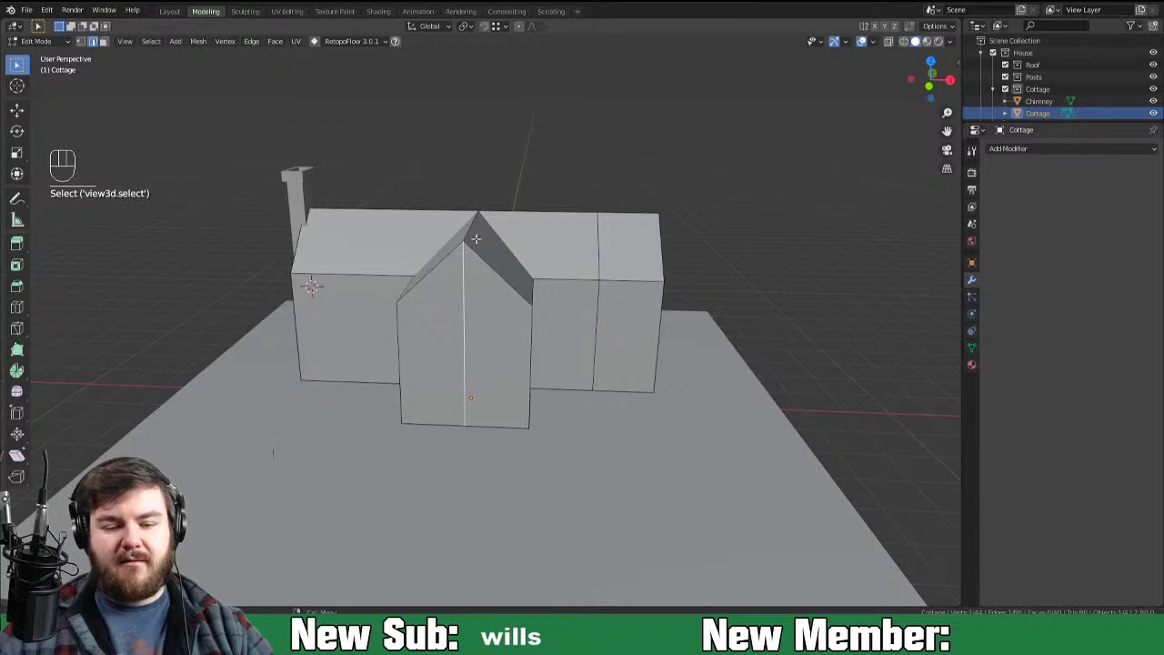
pyautogui.press('shift+s')
pyautogui.press('Tab')
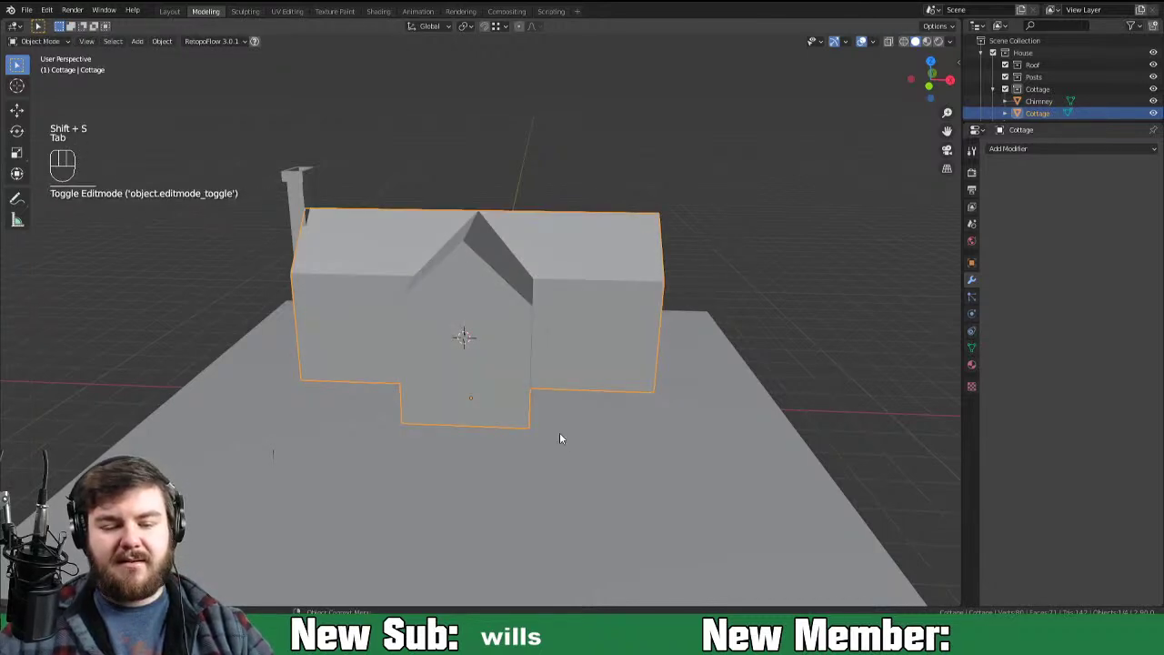
# Step: Add a cube at the cursor and shape it into a flat step at the wall base, shifted along X
pyautogui.press('shift+a')
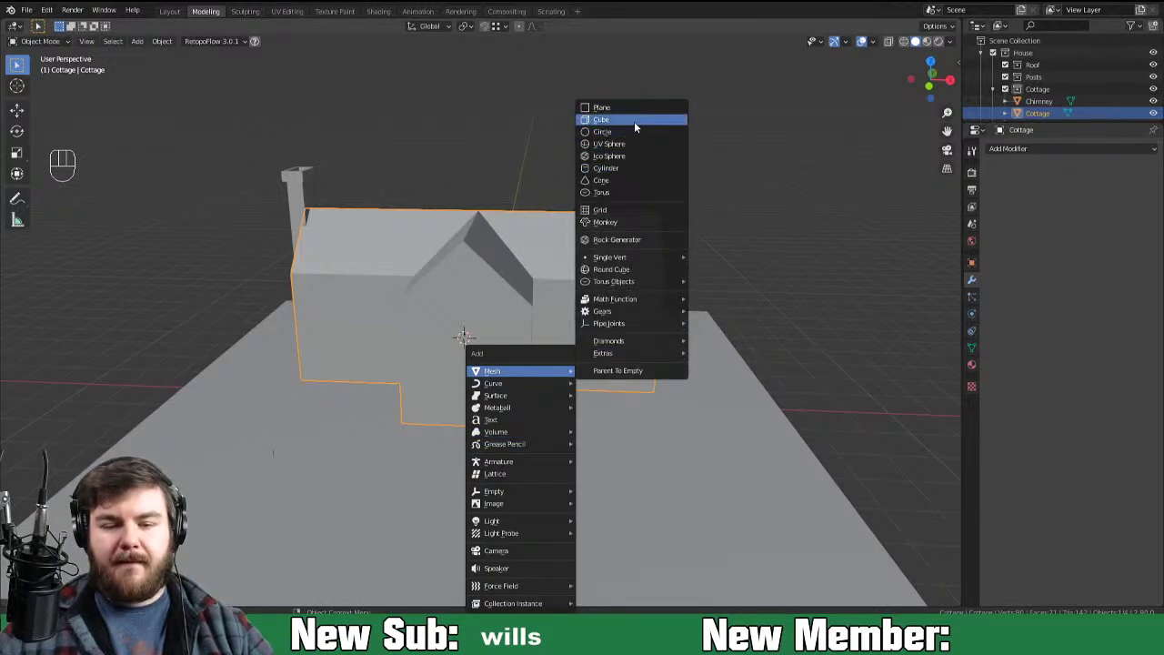
pyautogui.press('Tab')
pyautogui.press('g')
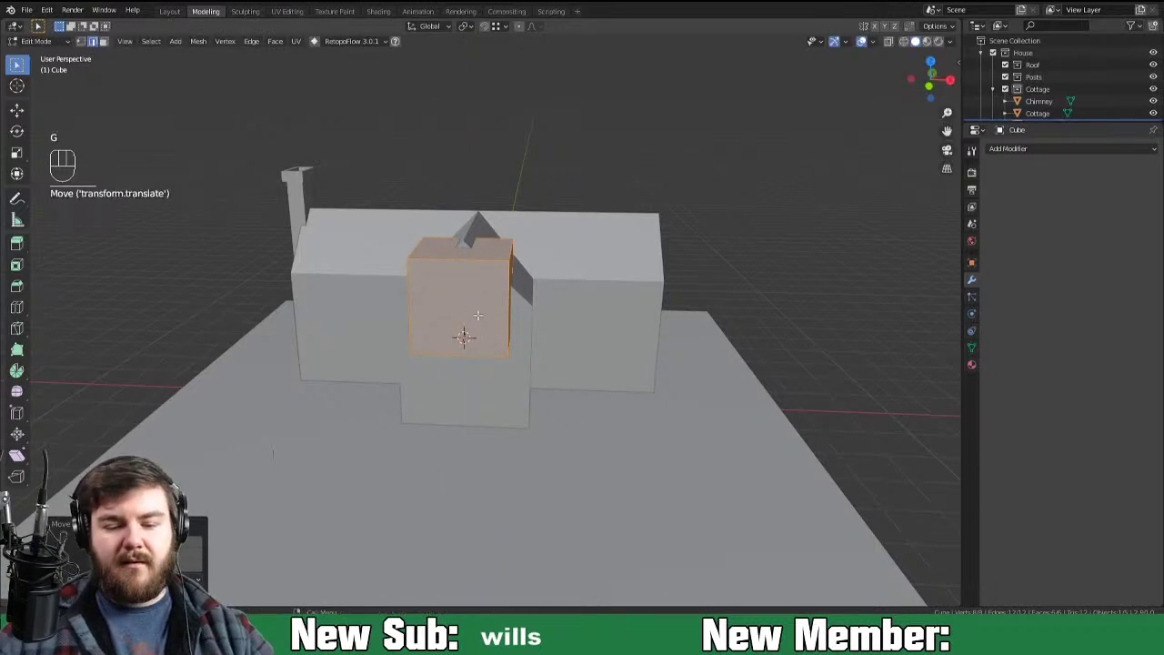
pyautogui.press('Tab')
pyautogui.press('g')
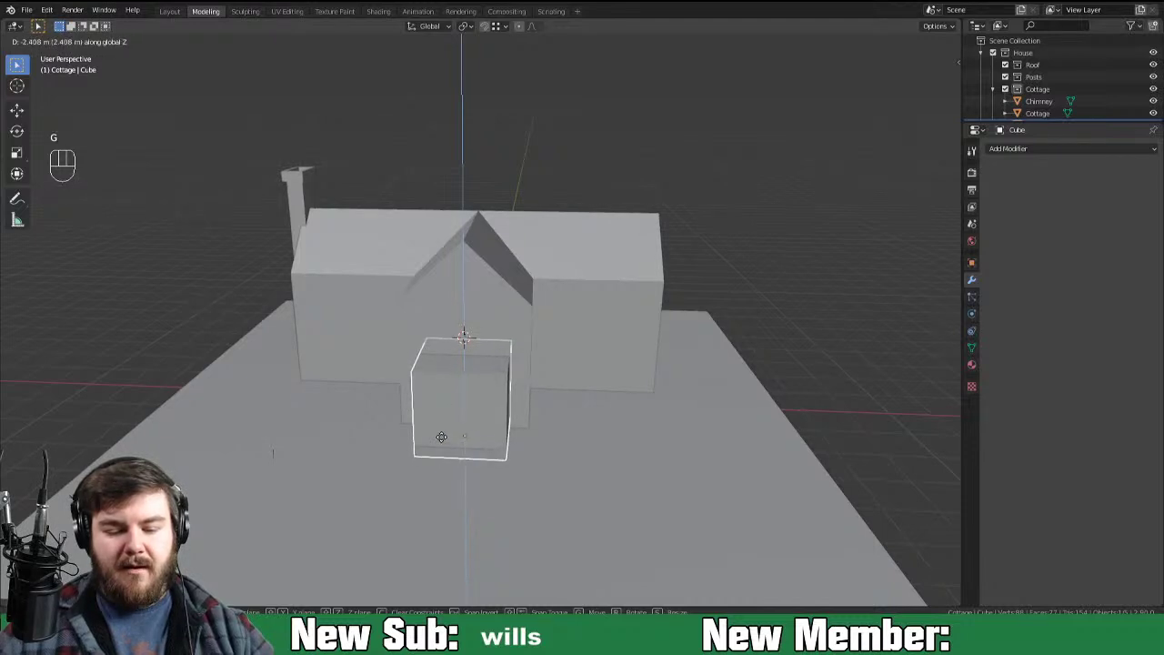
pyautogui.press('KP_1')
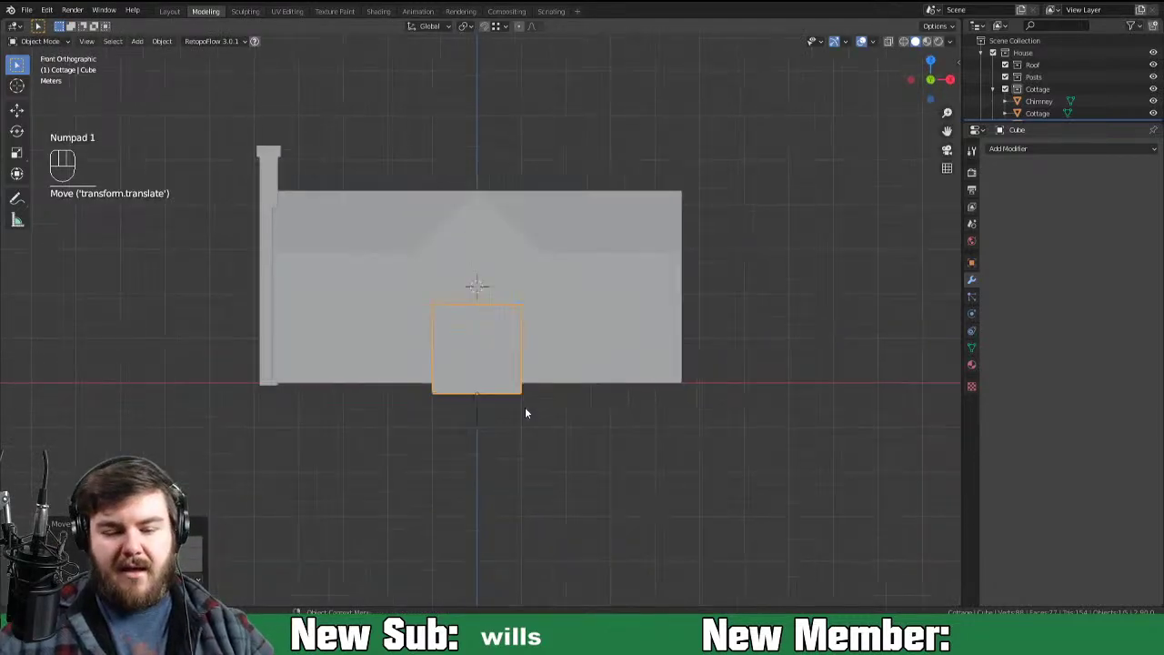
pyautogui.press('g')
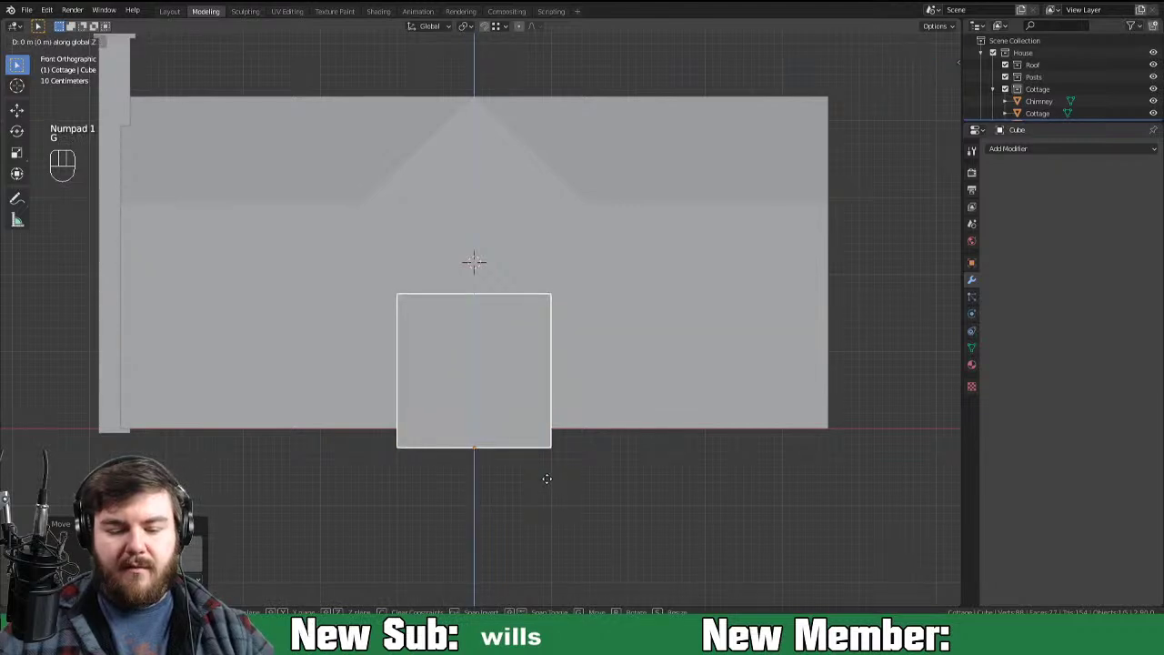
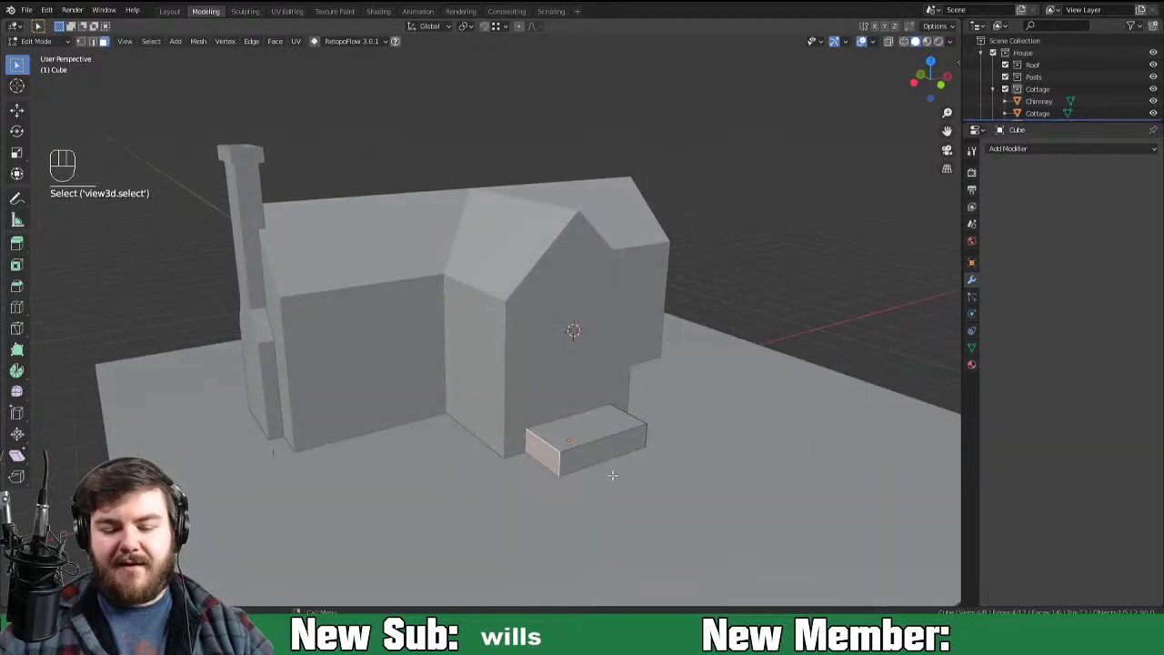
pyautogui.press('g')
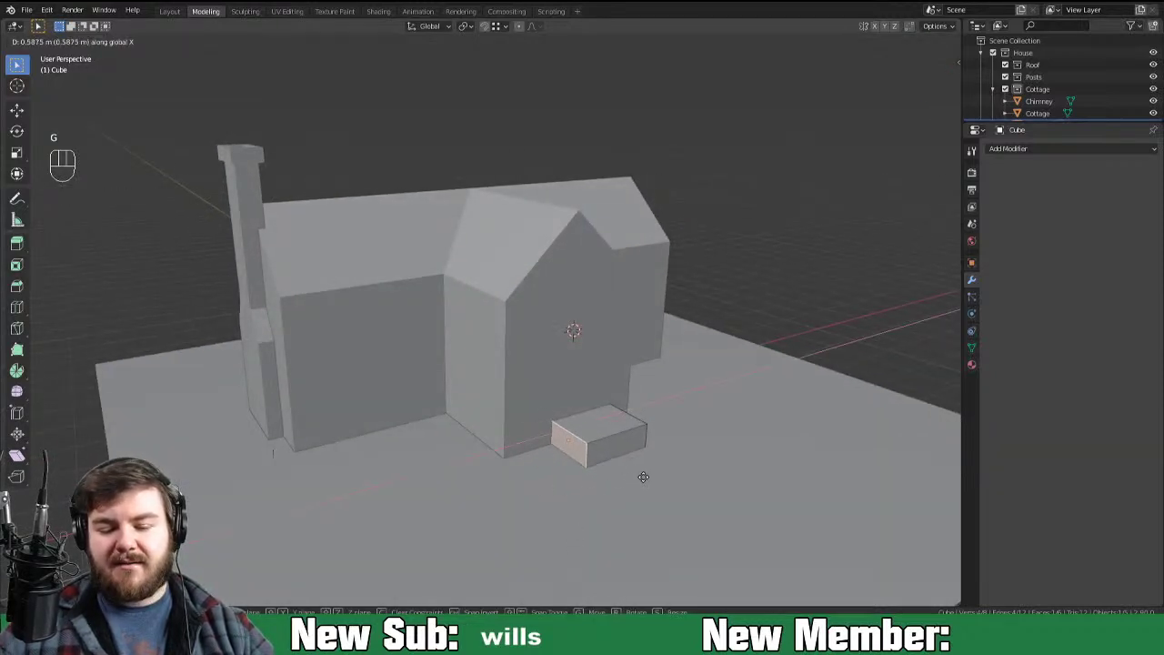
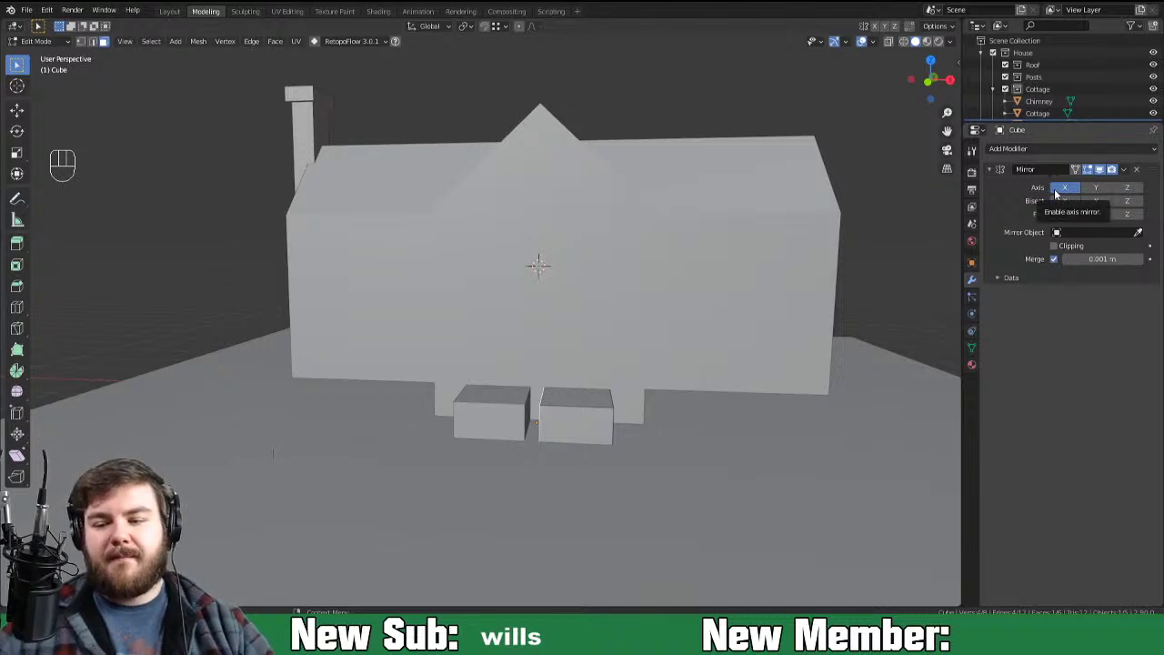
# Step: Enable mirror Clipping, push the step block out along Y and add a horizontal loop cut for the lower tier
pyautogui.click(1054, 249)
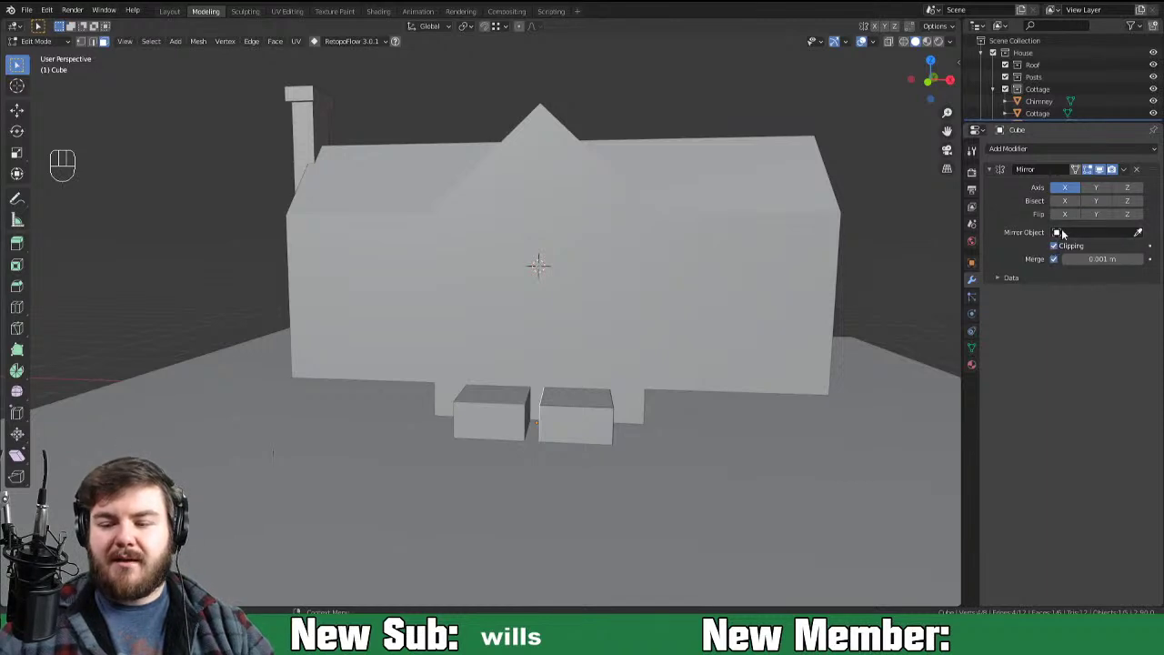
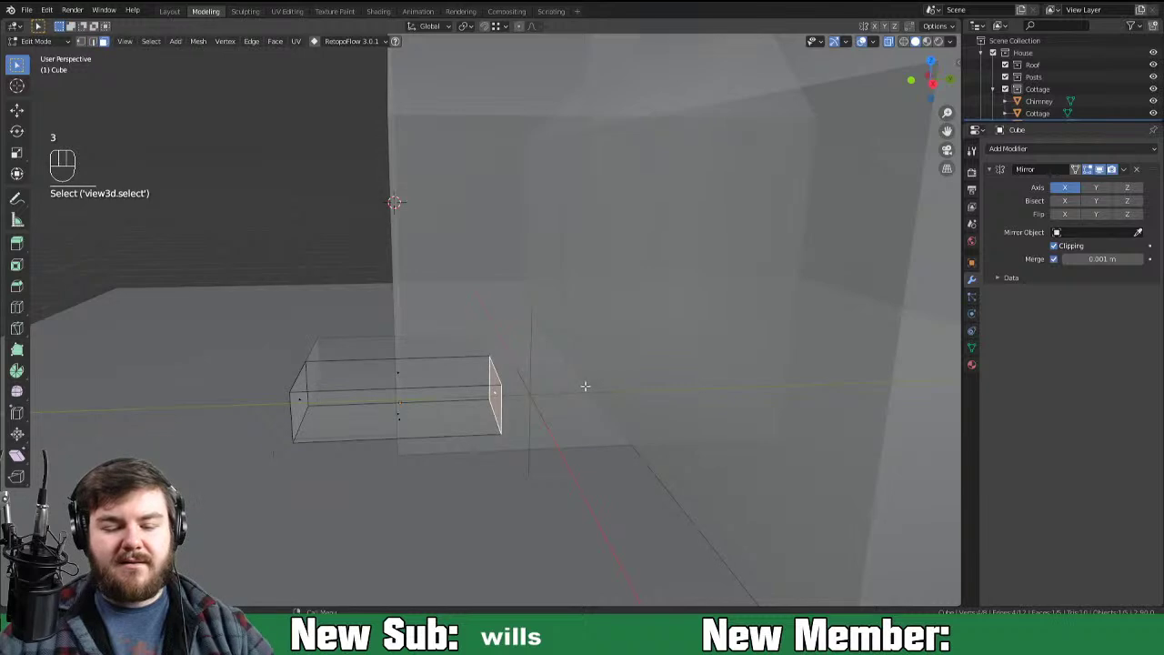
pyautogui.press('g')
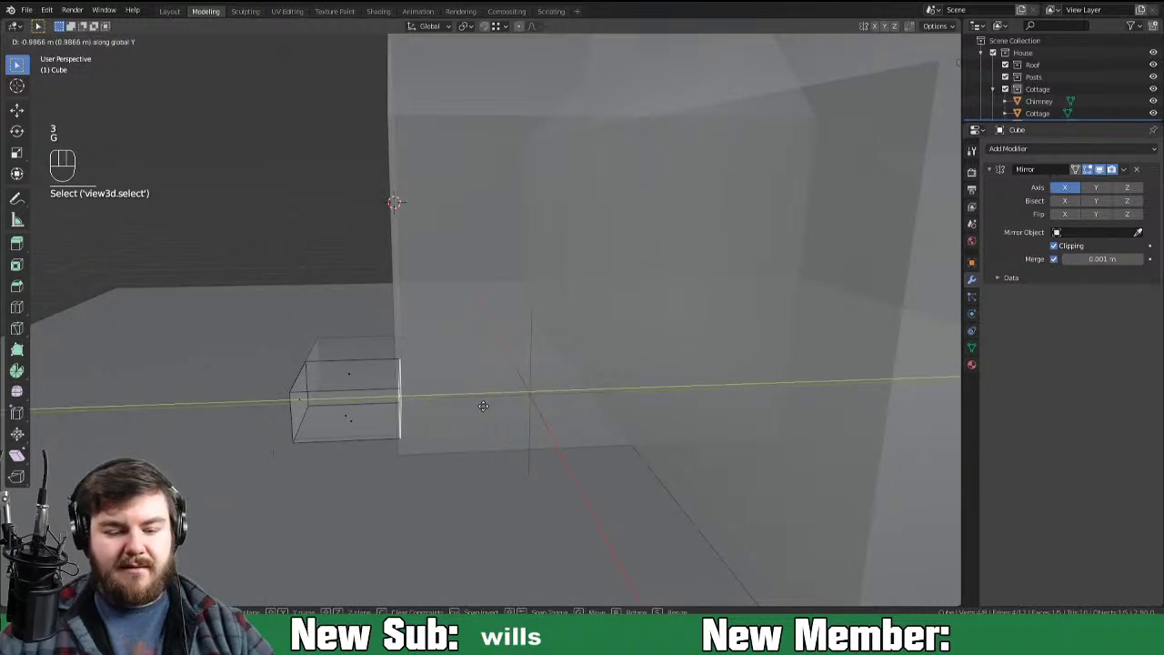
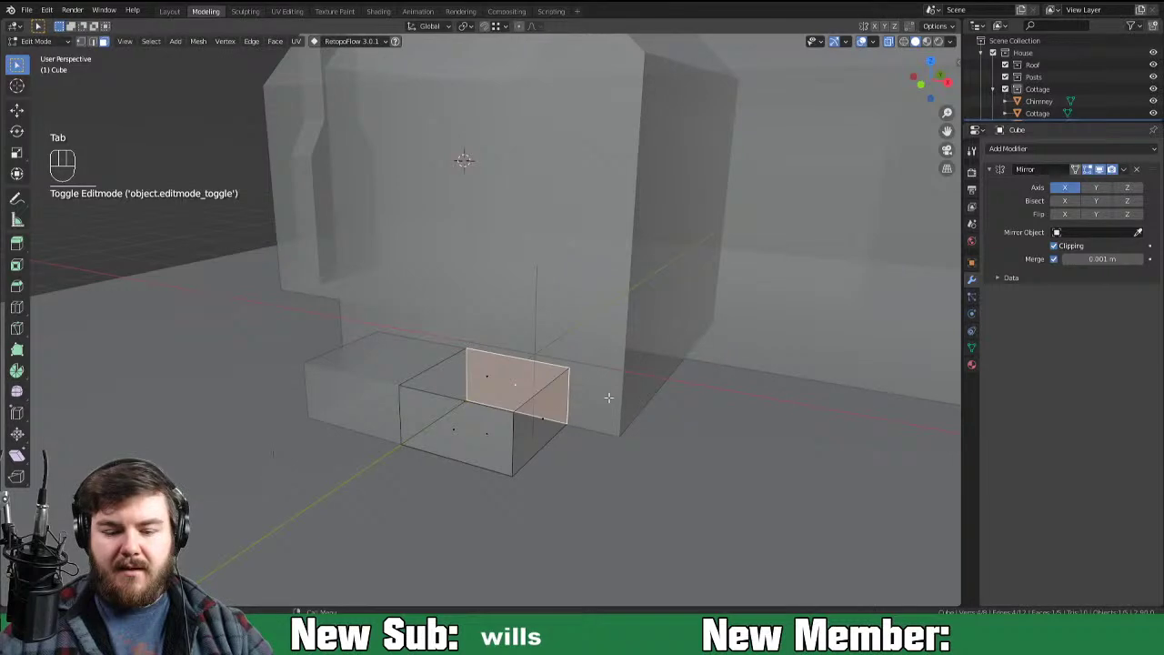
pyautogui.press('x')
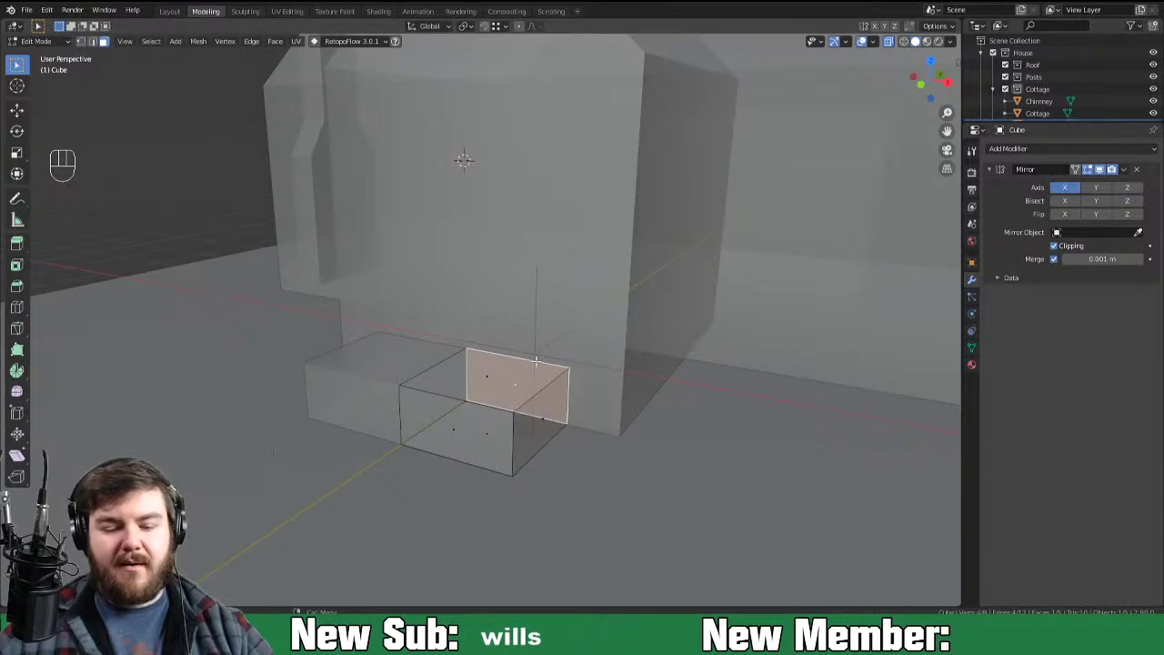
pyautogui.press('x')
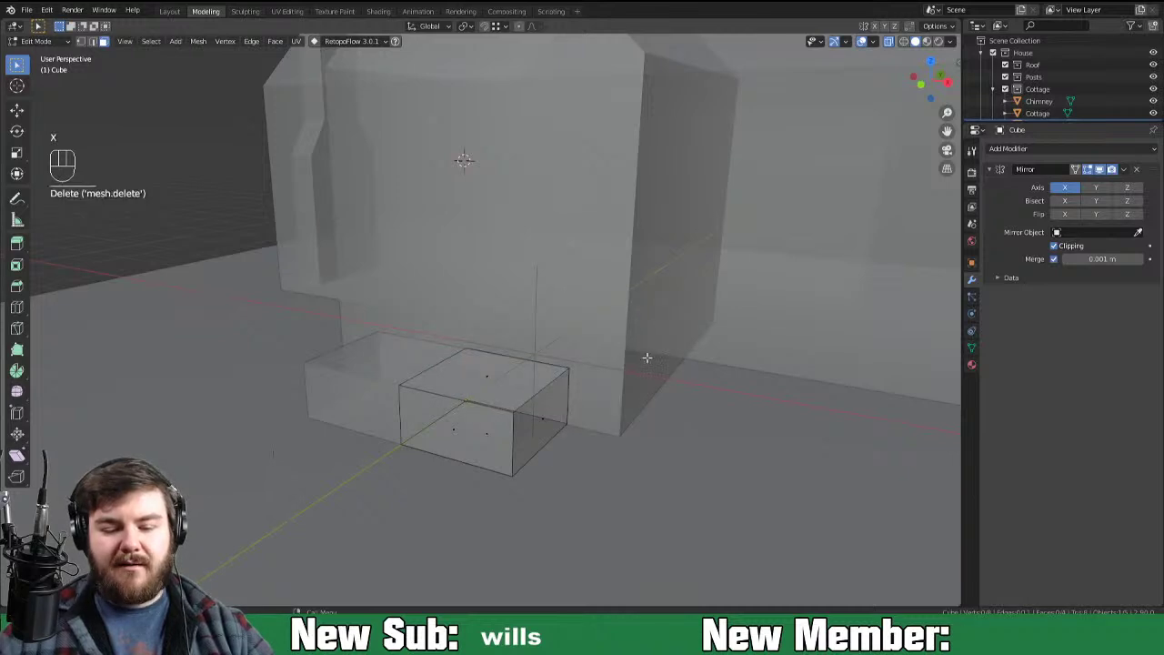
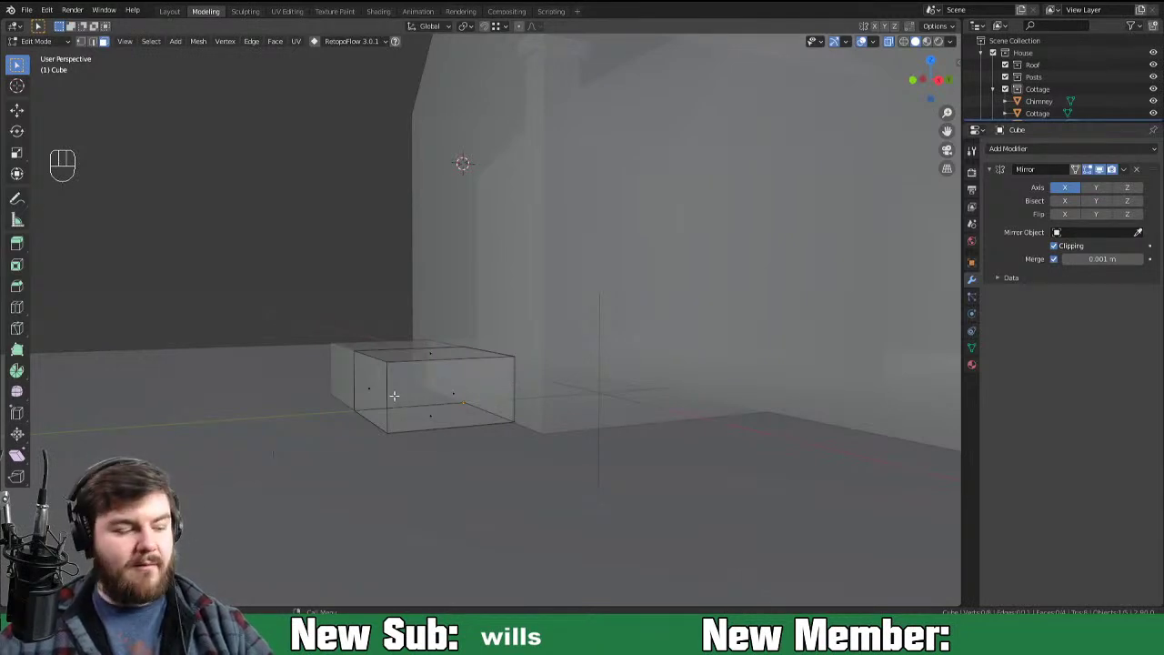
pyautogui.press('ctrl+r')
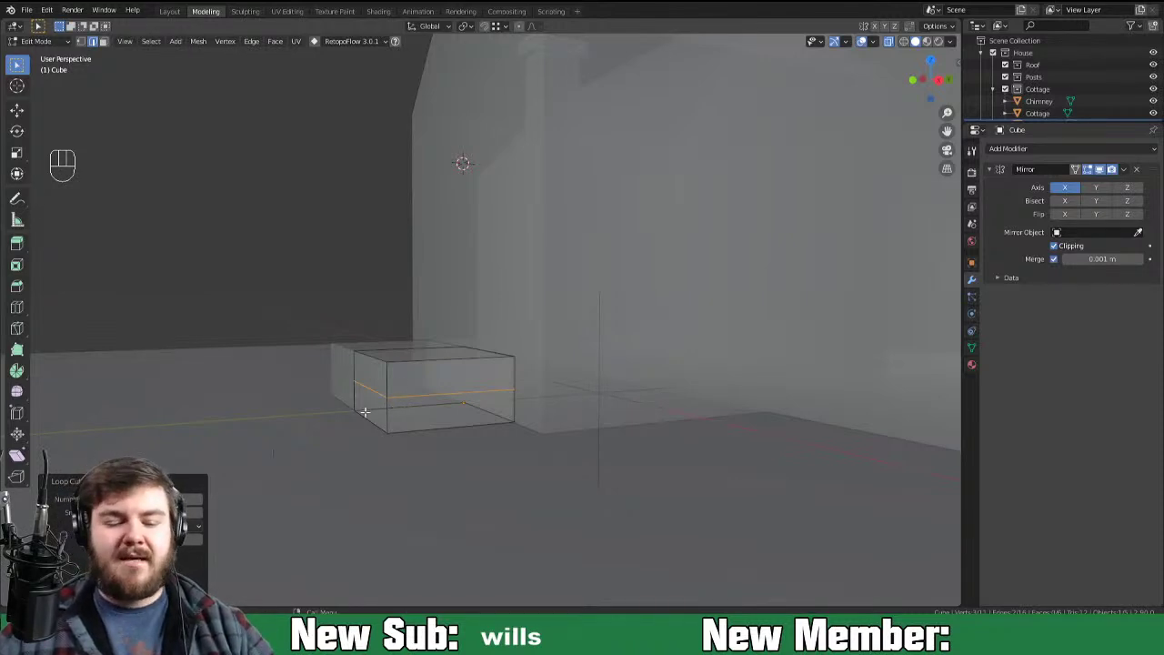
pyautogui.press('3')
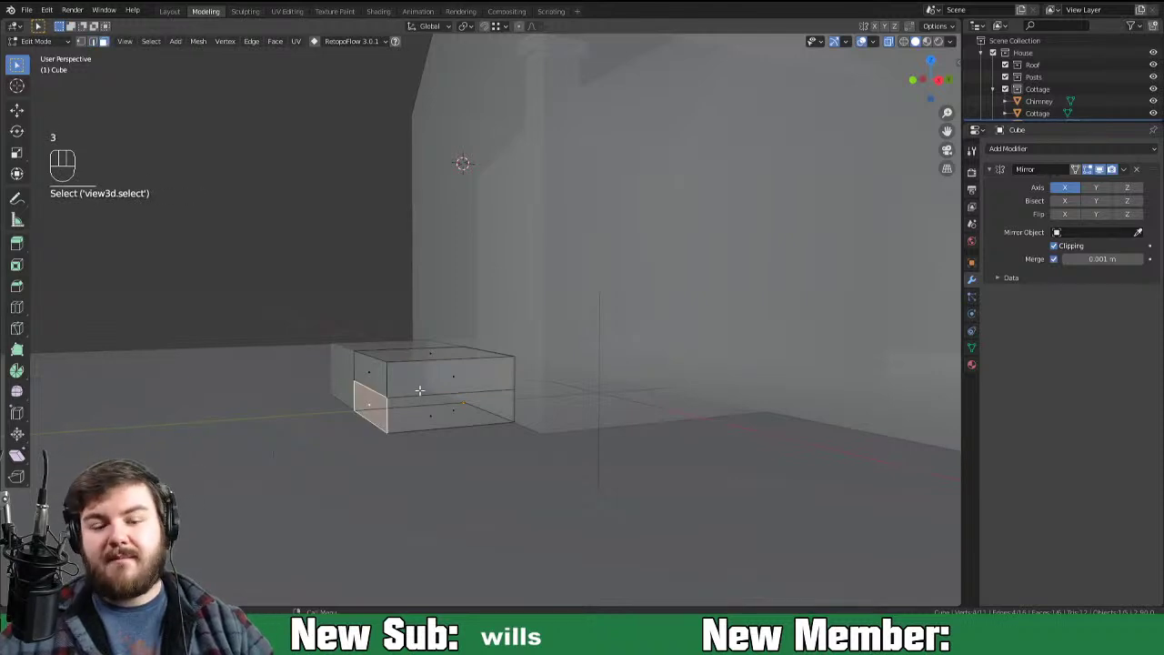
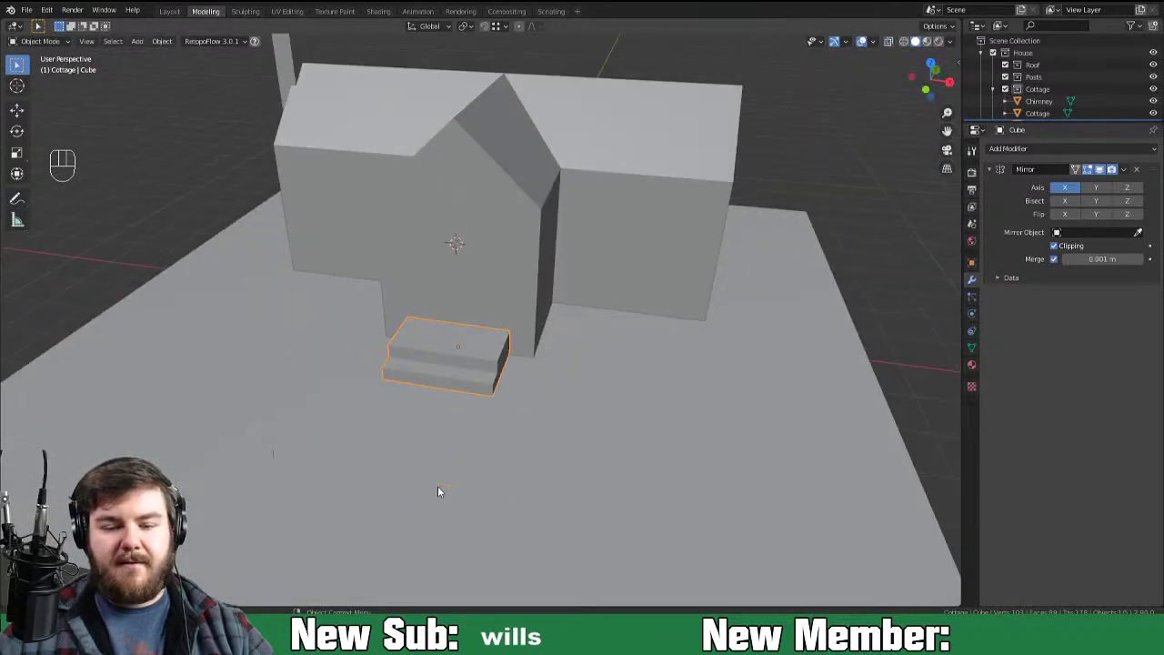
# Step: Rename the new cube object to Steps in the Outliner
pyautogui.middleClick(467, 466)
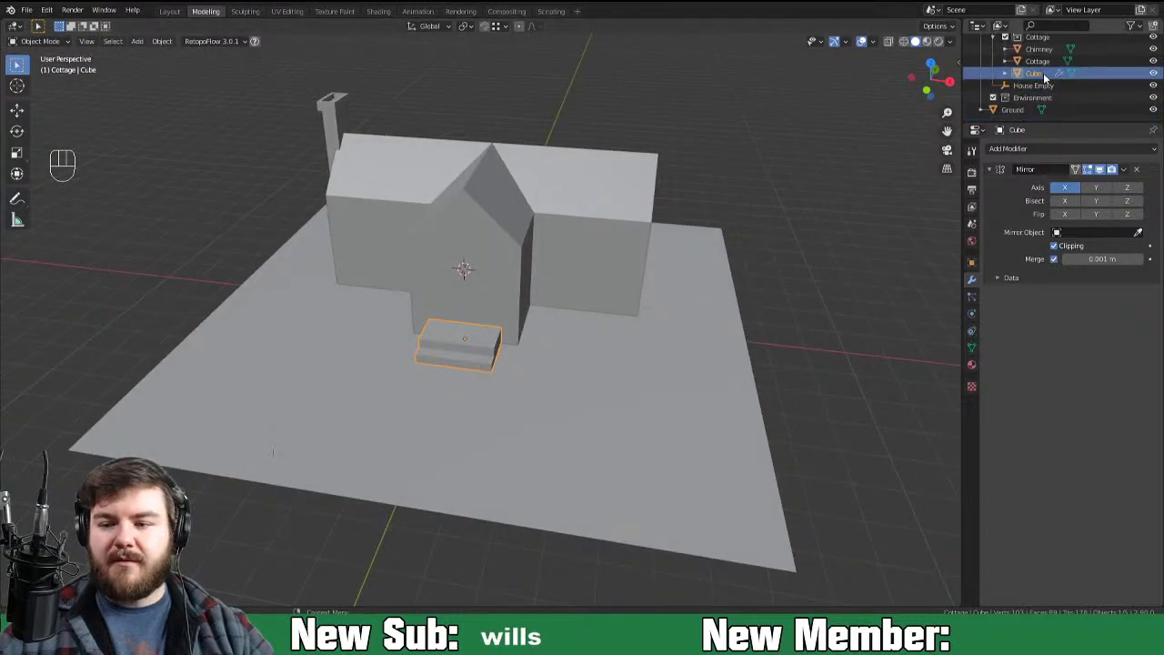
pyautogui.click(1043, 84)
pyautogui.moveTo(1043, 84); pyautogui.dragTo(1040, 86)
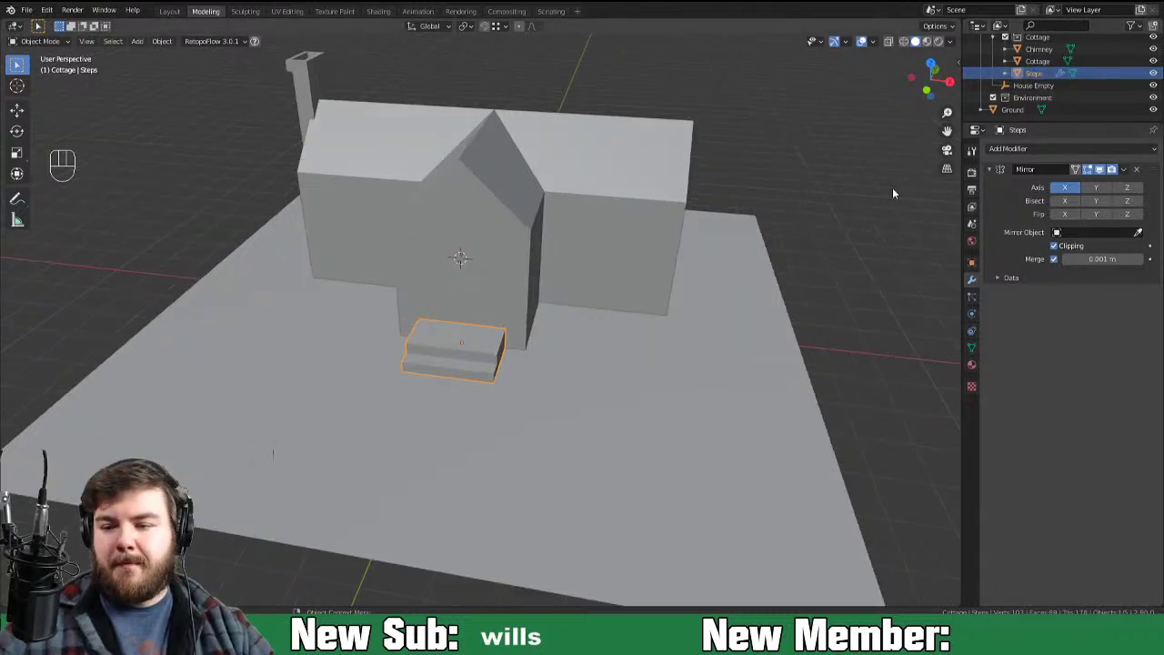
pyautogui.moveTo(672, 264); pyautogui.dragTo(667, 289)
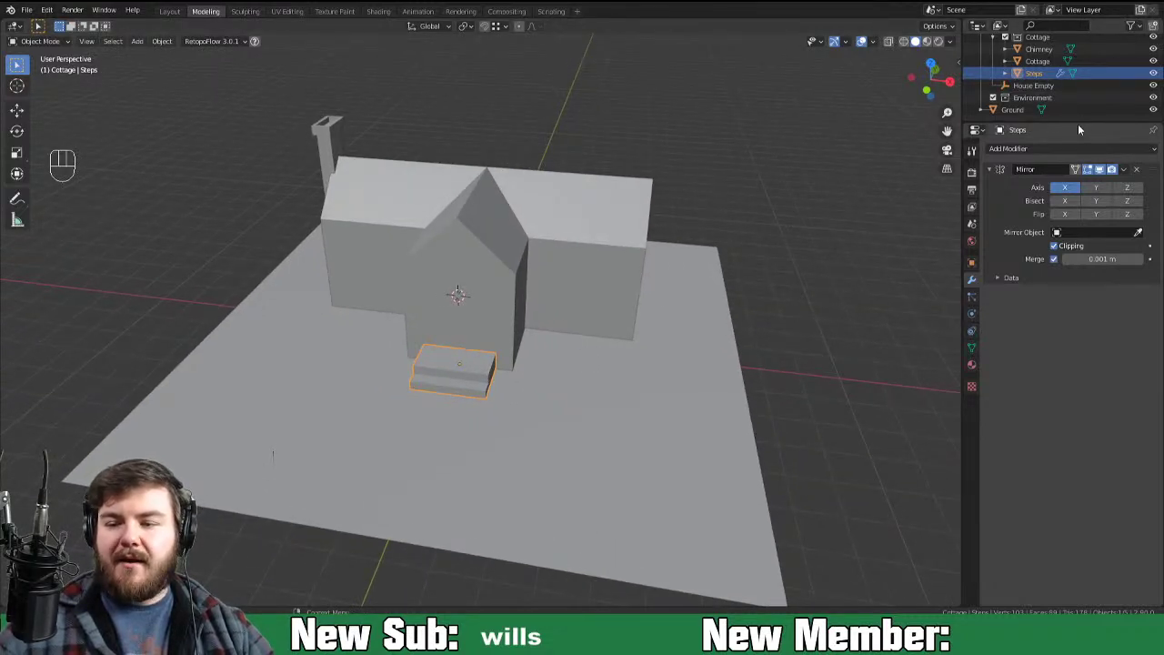
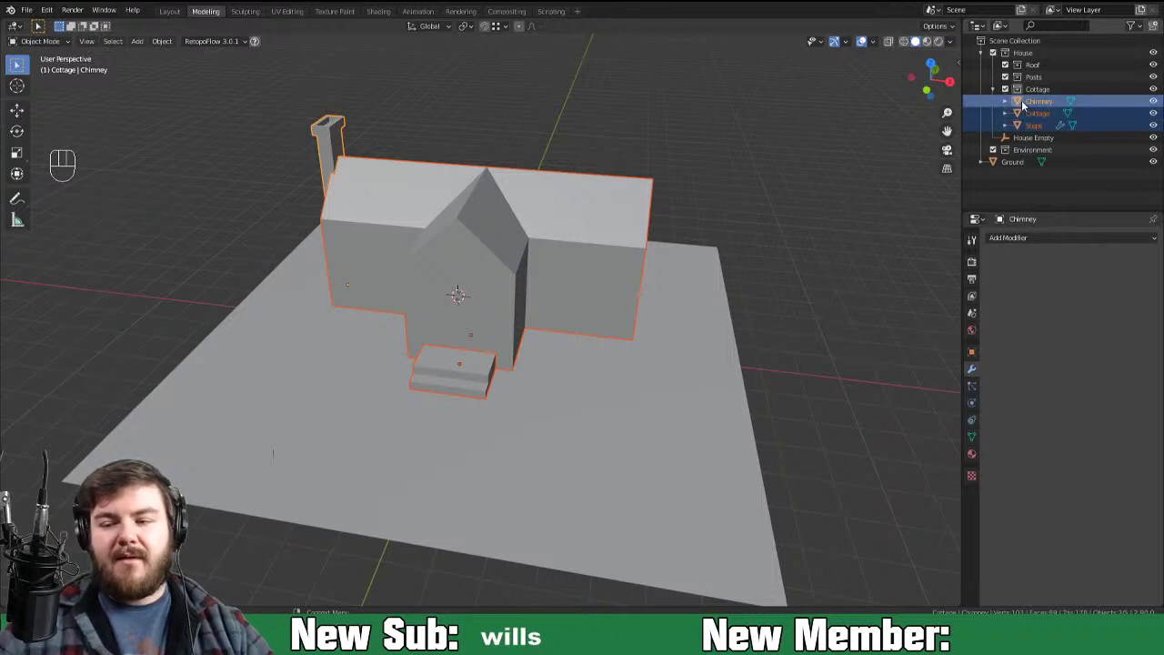
# Step: Parent Chimney, Cottage and Steps to House Empty, then make the Posts collection active
pyautogui.moveTo(1028, 117); pyautogui.dragTo(1028, 149)
pyautogui.click(1006, 144)
pyautogui.press('g')
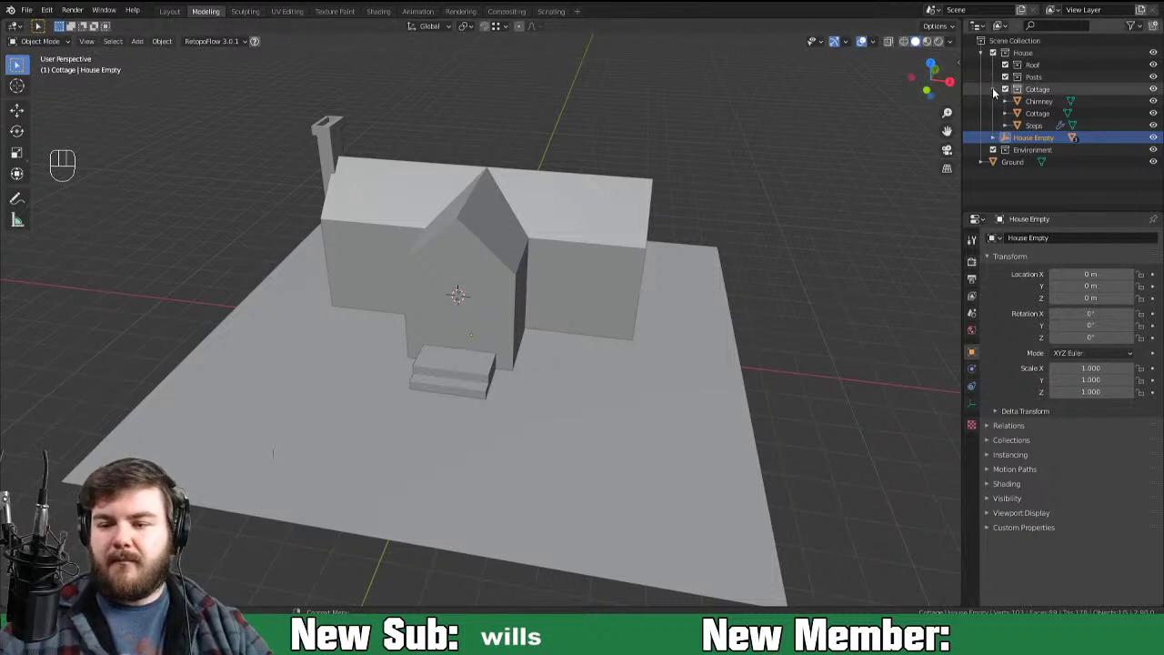
pyautogui.click(996, 91)
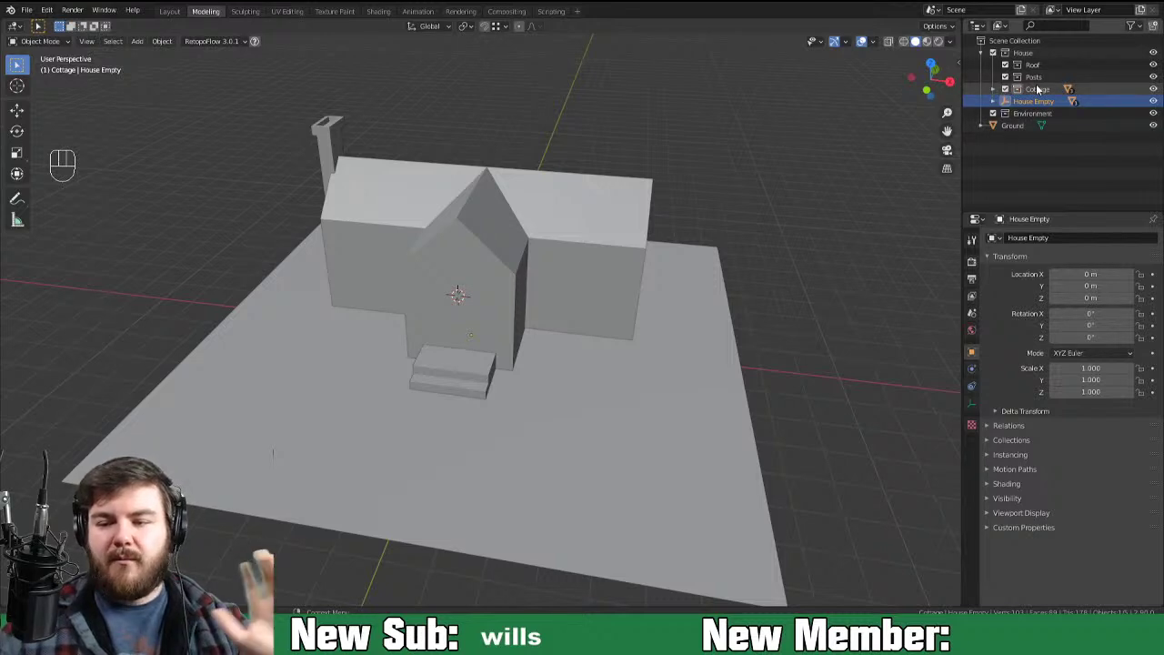
pyautogui.click(996, 91)
pyautogui.click(1038, 83)
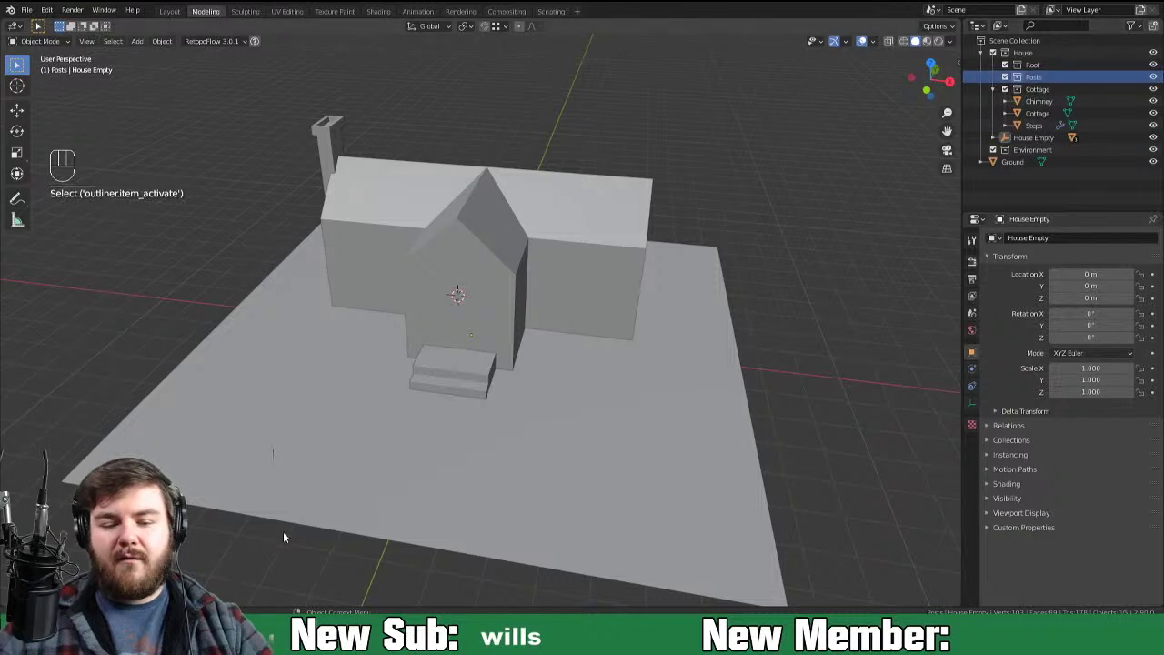
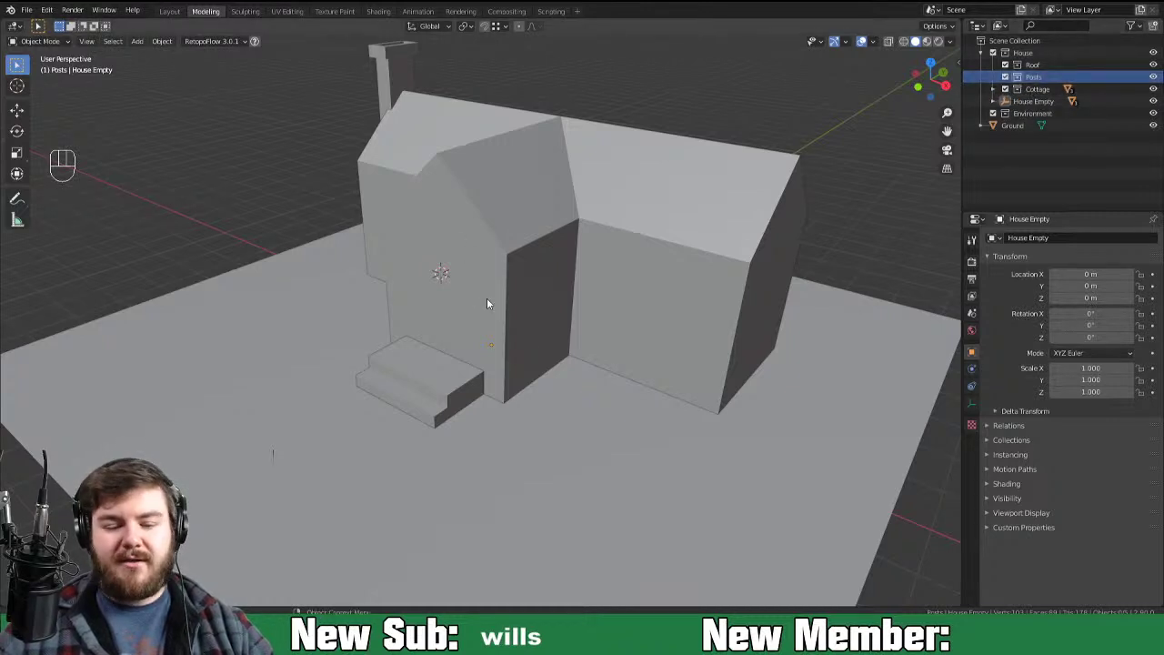
# Step: Add a new cube in front of the cottage within the Posts collection
pyautogui.press('shift+c')
pyautogui.moveTo(556, 347); pyautogui.dragTo(597, 327)
pyautogui.middleClick(563, 369)
pyautogui.moveTo(645, 329); pyautogui.dragTo(566, 316)
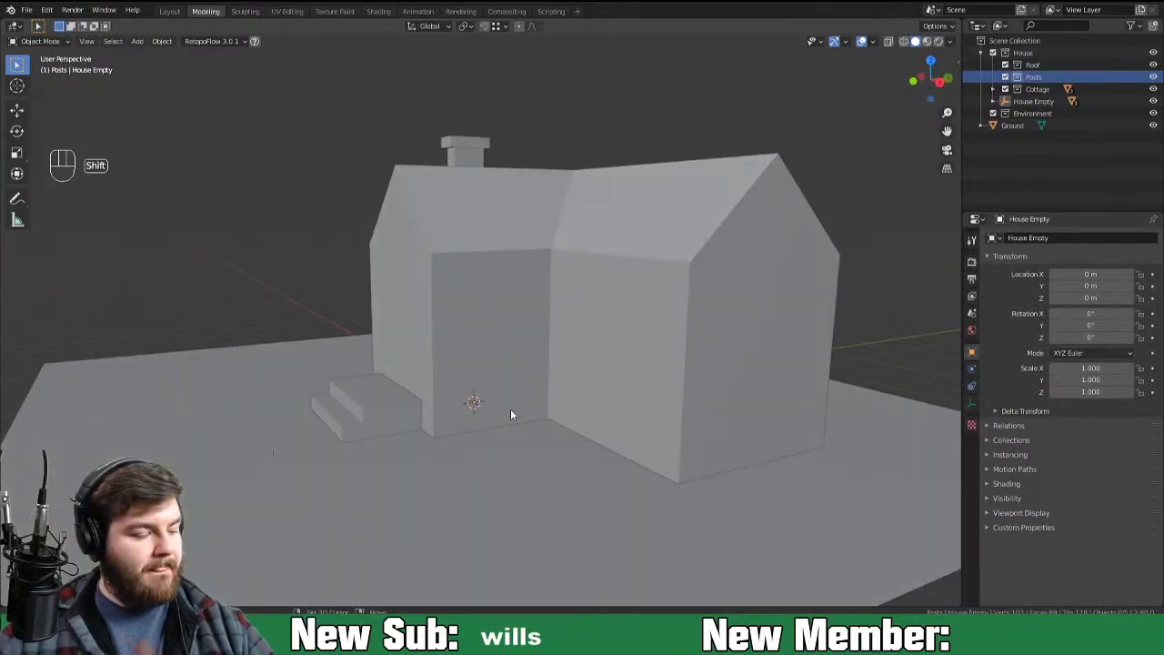
pyautogui.press('shift+a')
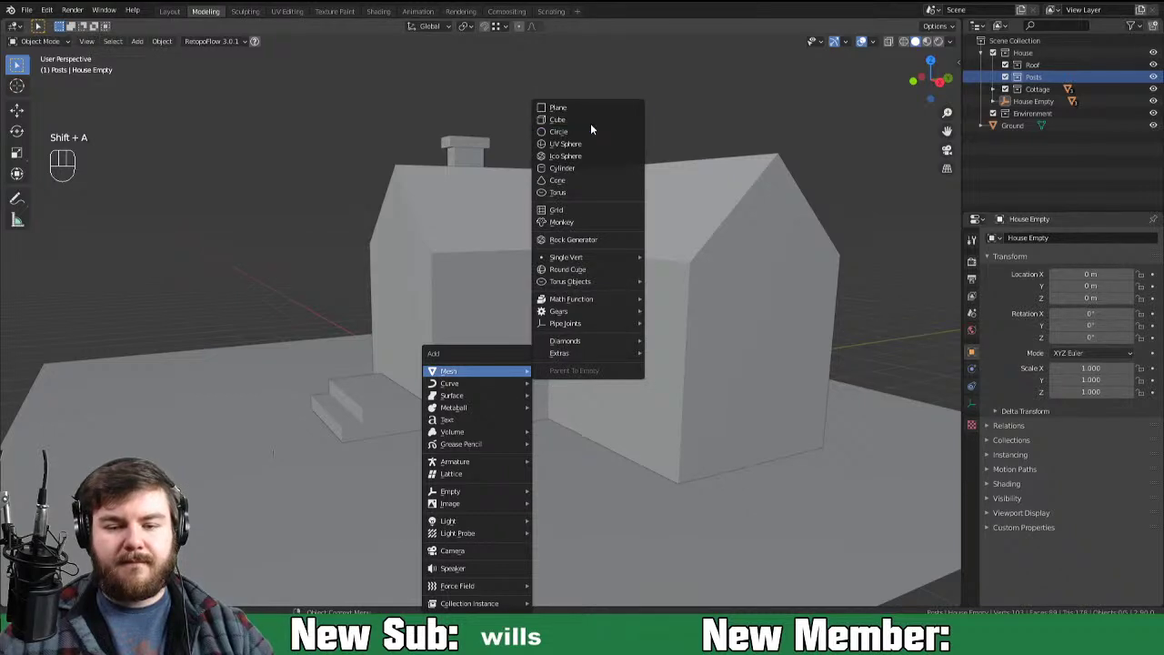
pyautogui.moveTo(532, 391); pyautogui.dragTo(558, 390)
# Step: Flatten the cube into a thin slab and slide it along X against the wall base
pyautogui.press('Tab')
pyautogui.press('g')
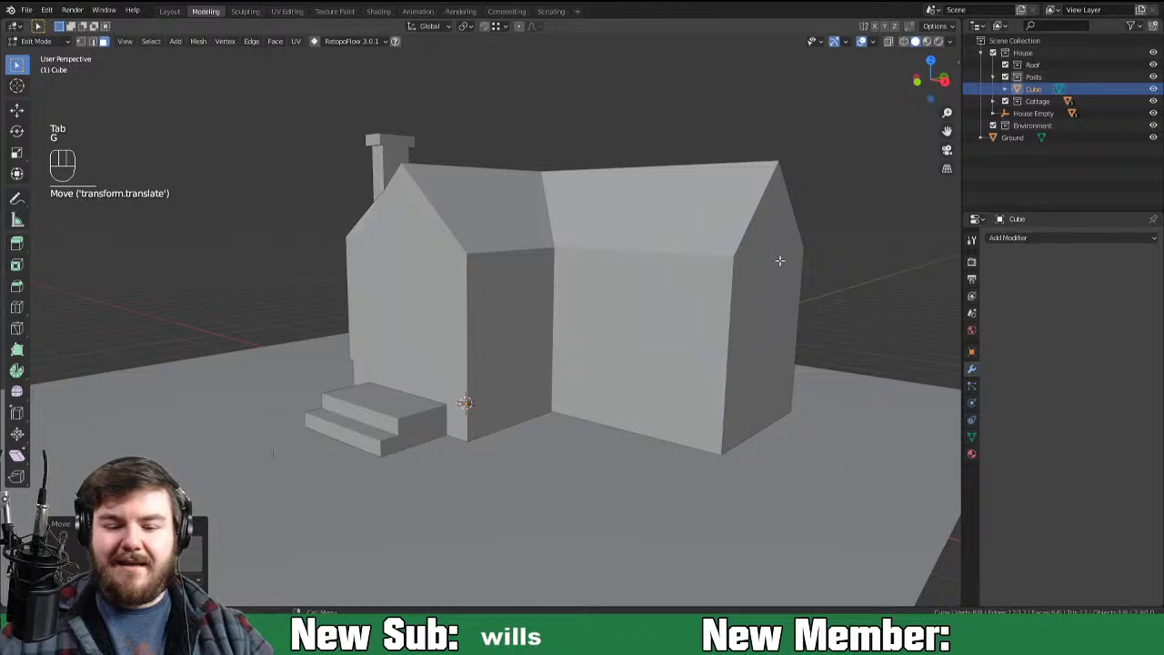
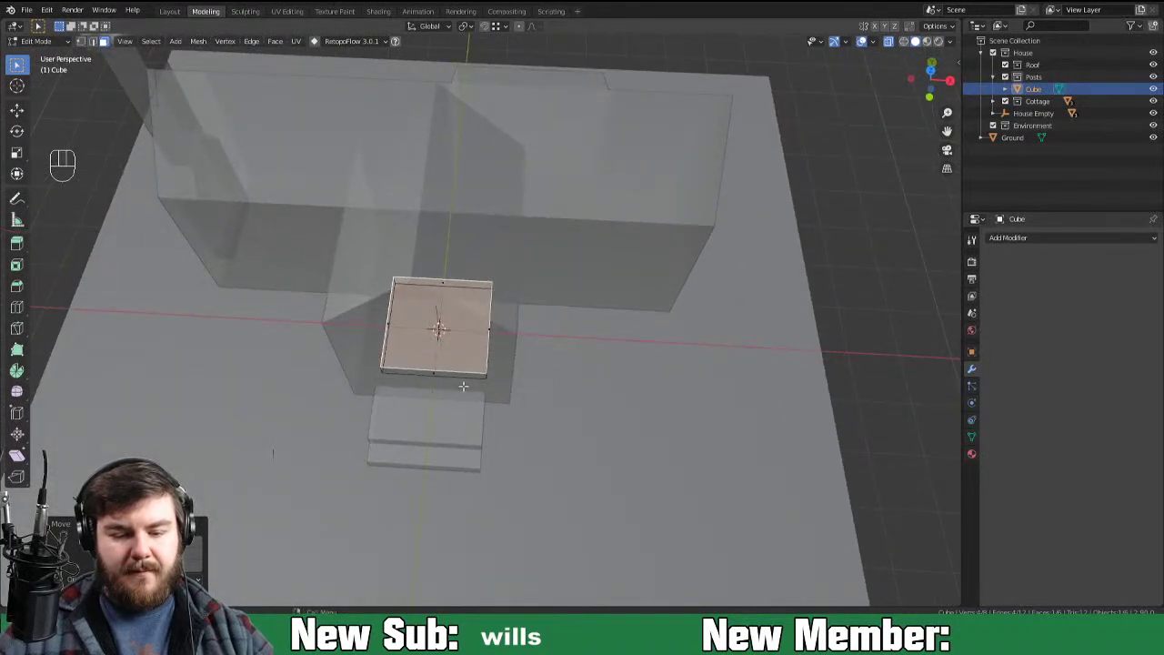
pyautogui.press('g')
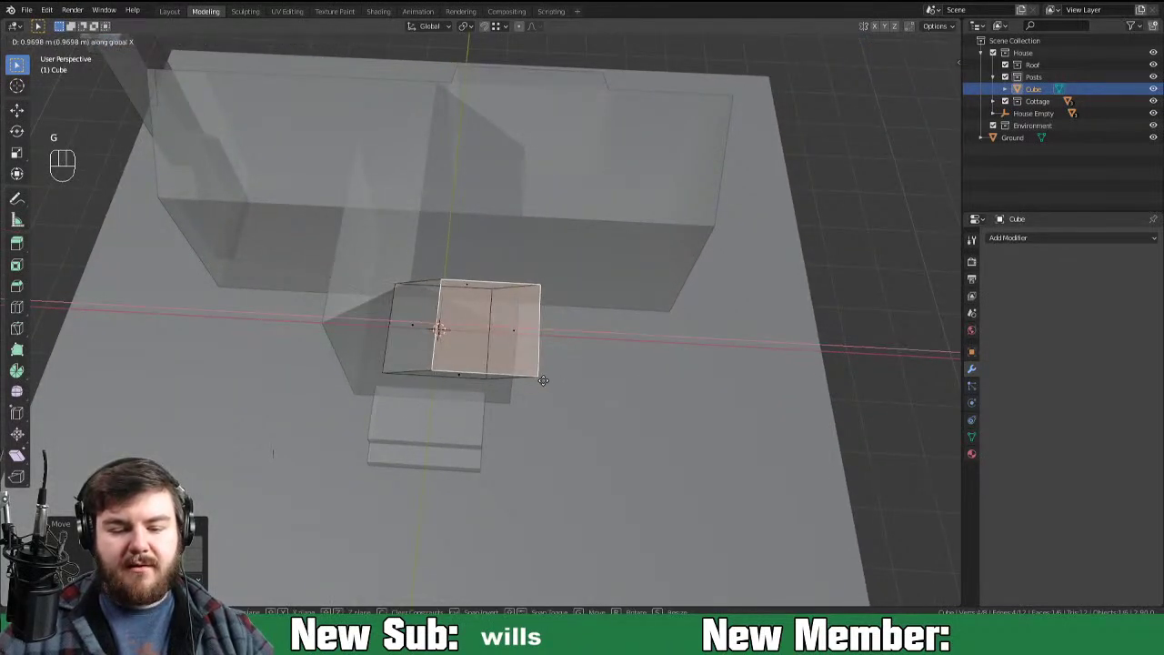
pyautogui.press('a')
pyautogui.press('g')
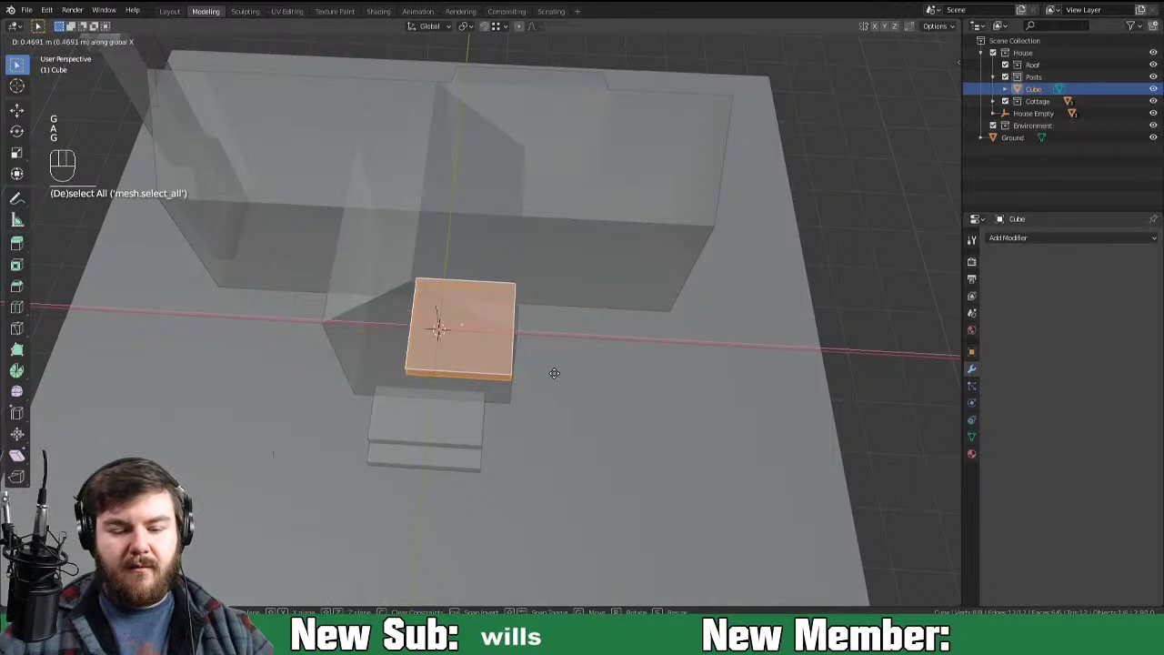
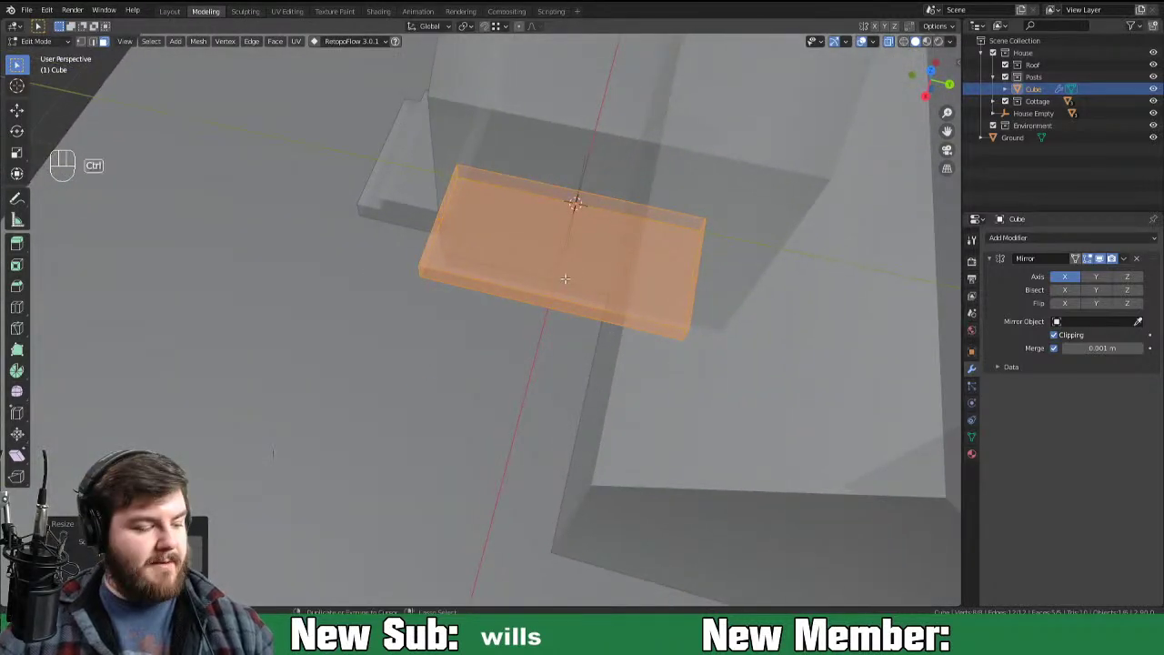
# Step: Add a crosswise loop cut and extrude the strip's end face about 1.7 m along the wall
pyautogui.press('ctrl+r')
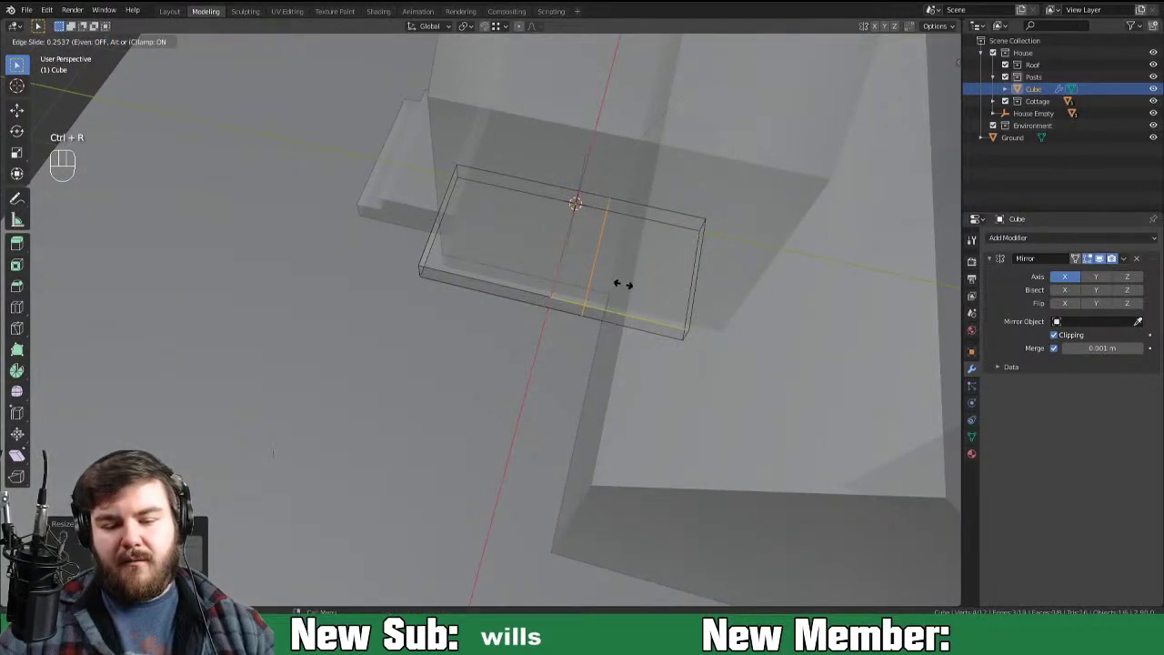
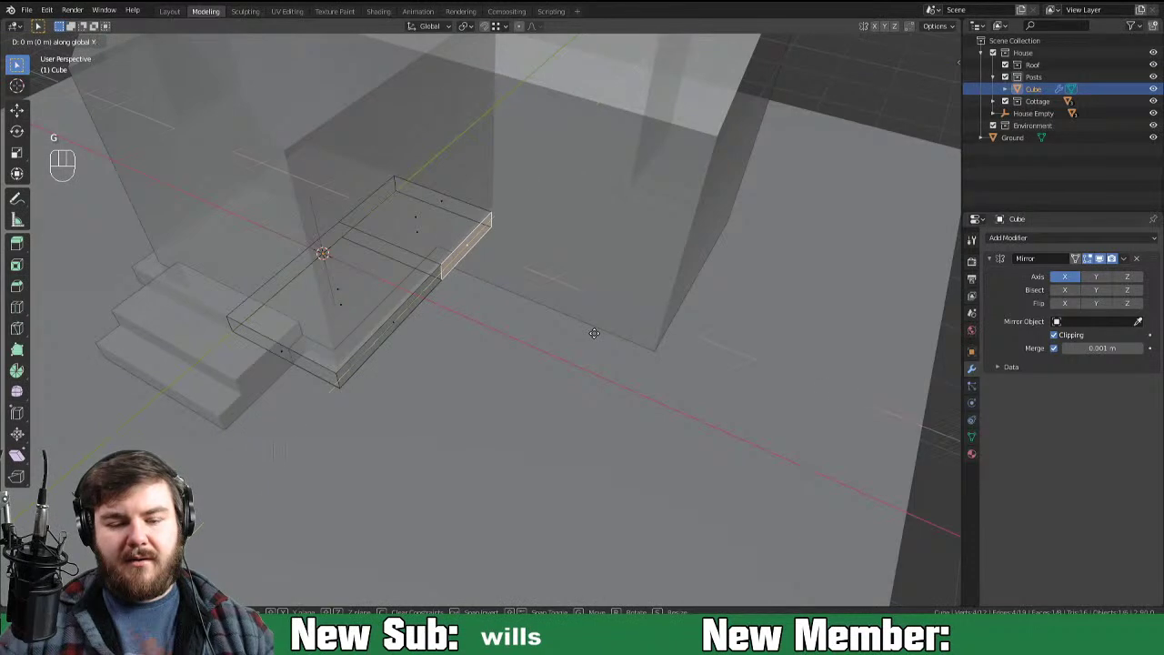
pyautogui.press('3')
pyautogui.press('e')
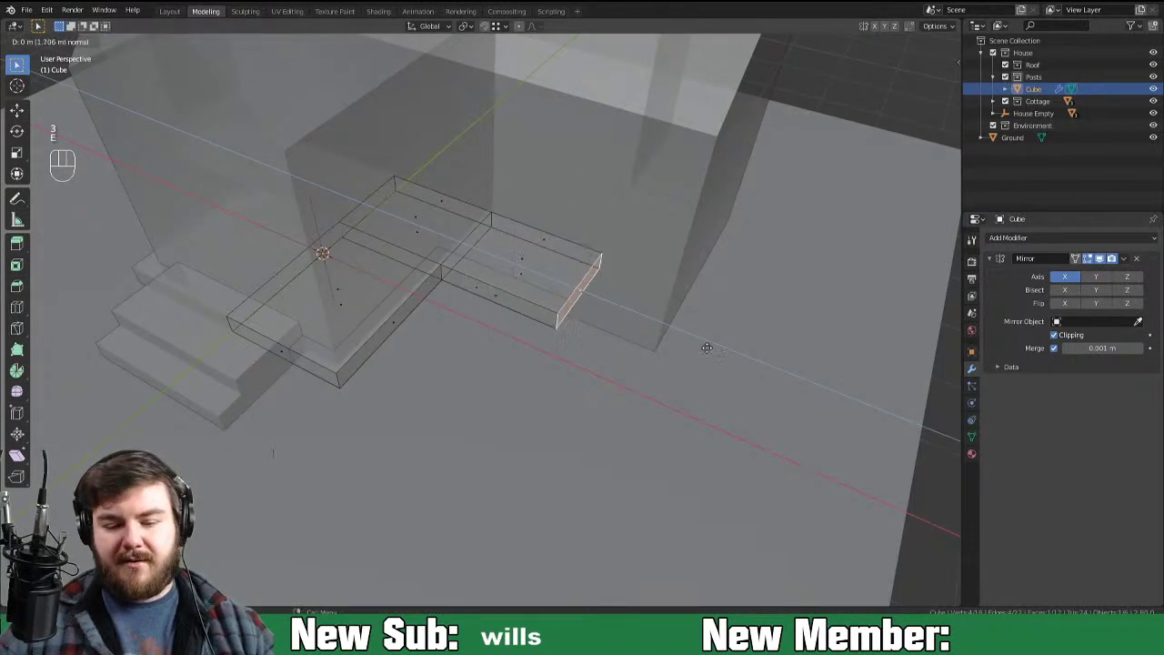
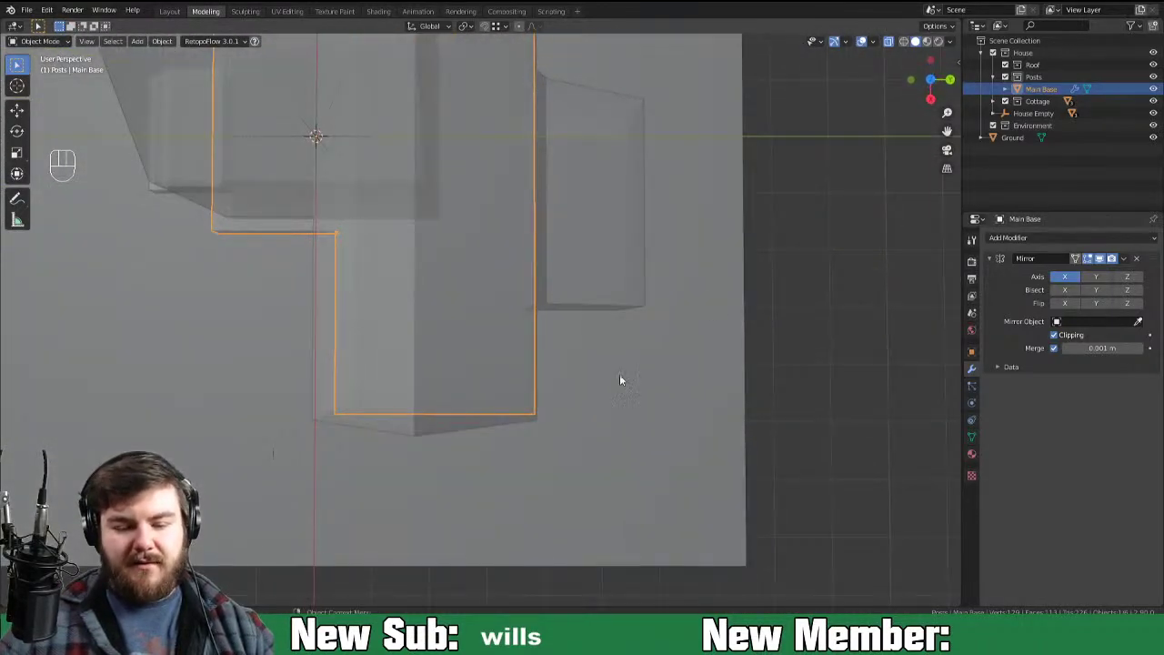
pyautogui.click(897, 41)
pyautogui.press('KP_7')
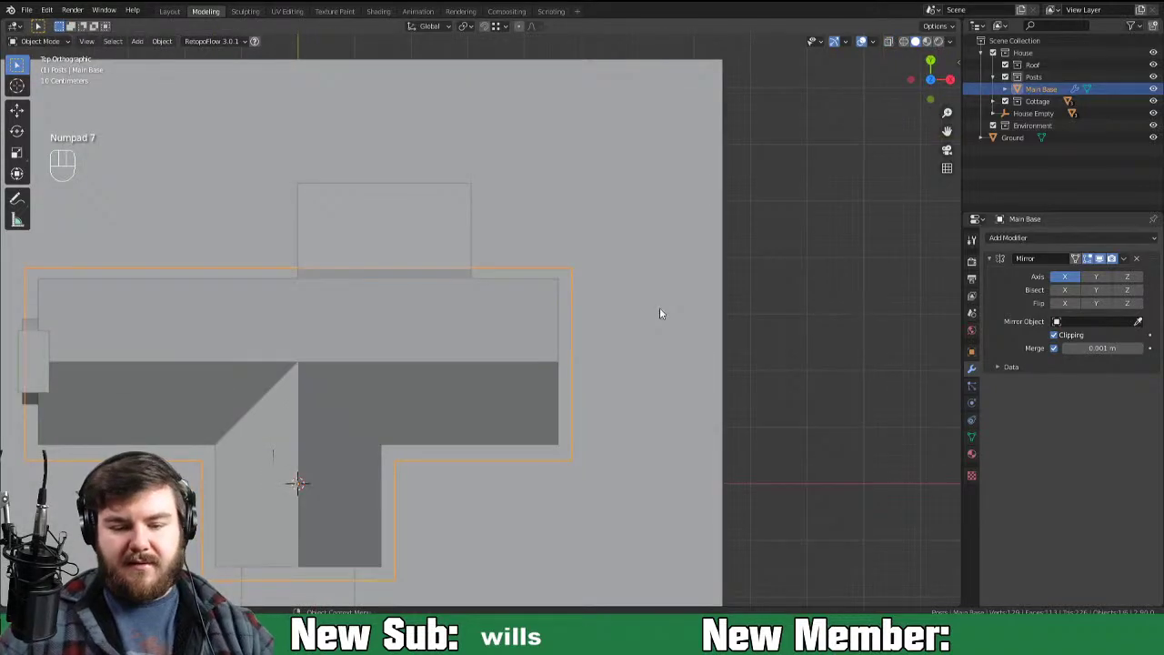
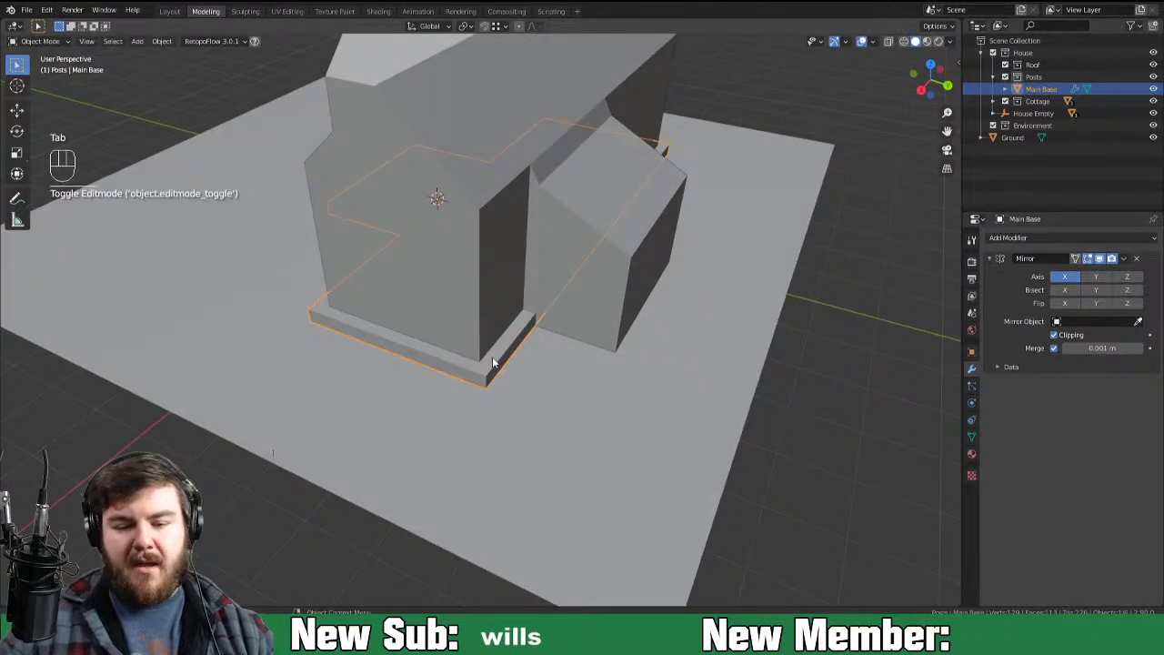
pyautogui.moveTo(541, 330); pyautogui.dragTo(580, 343)
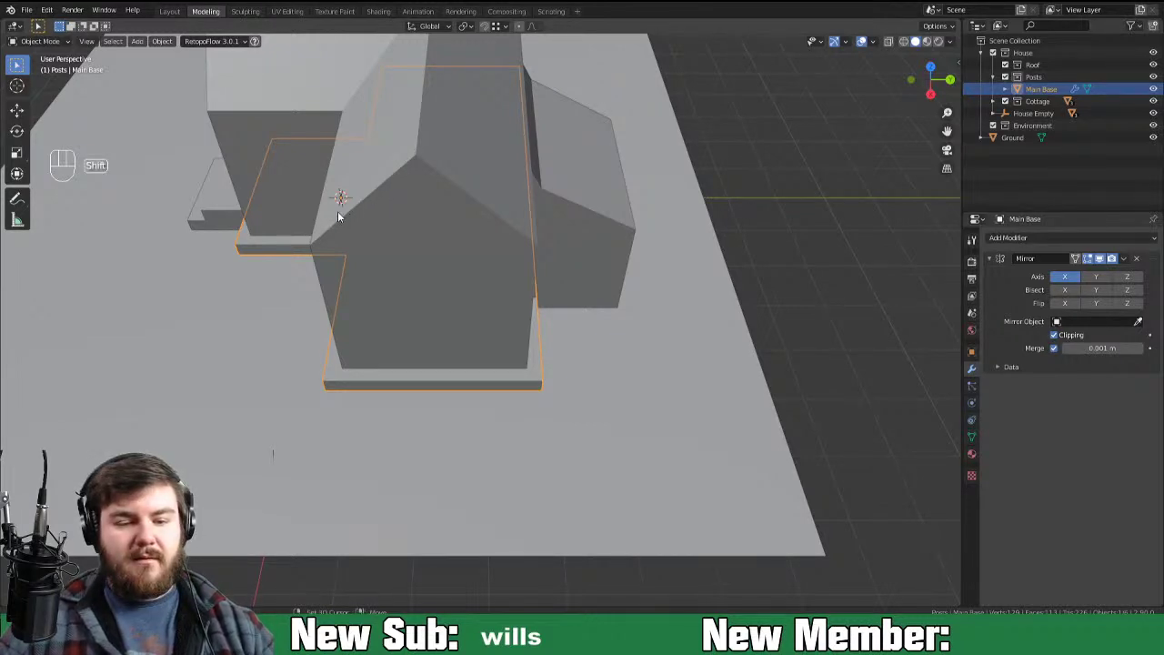
# Step: Add a cube and snap the 3D cursor to the front face of the cottage's extension
pyautogui.press('shift+a')
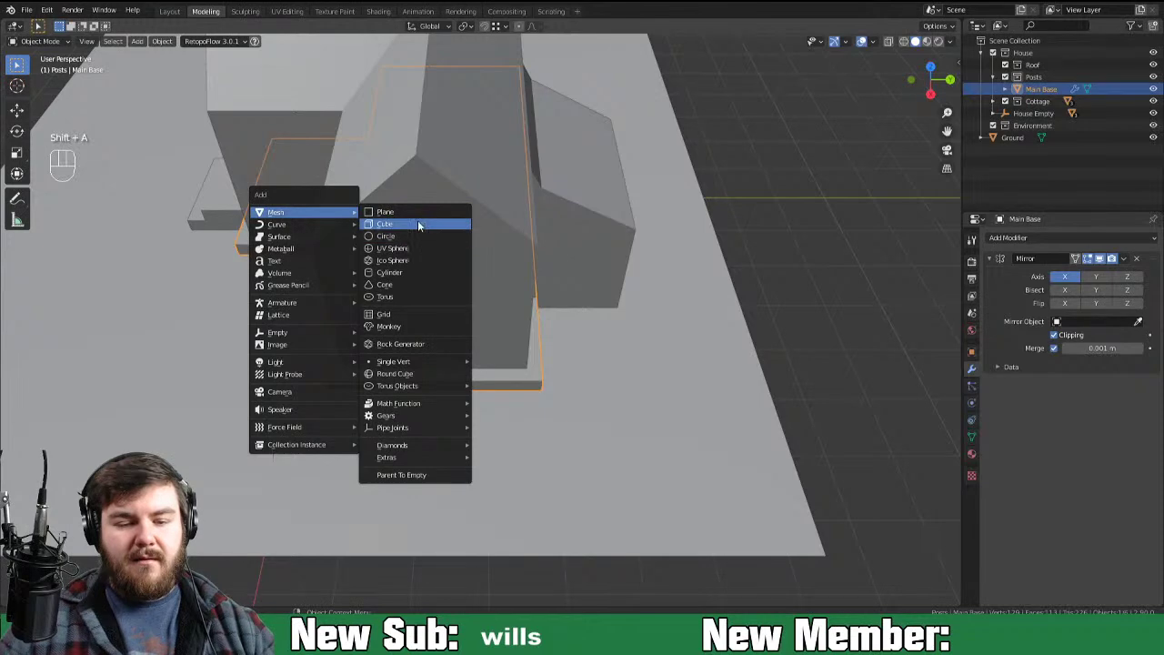
pyautogui.press('g')
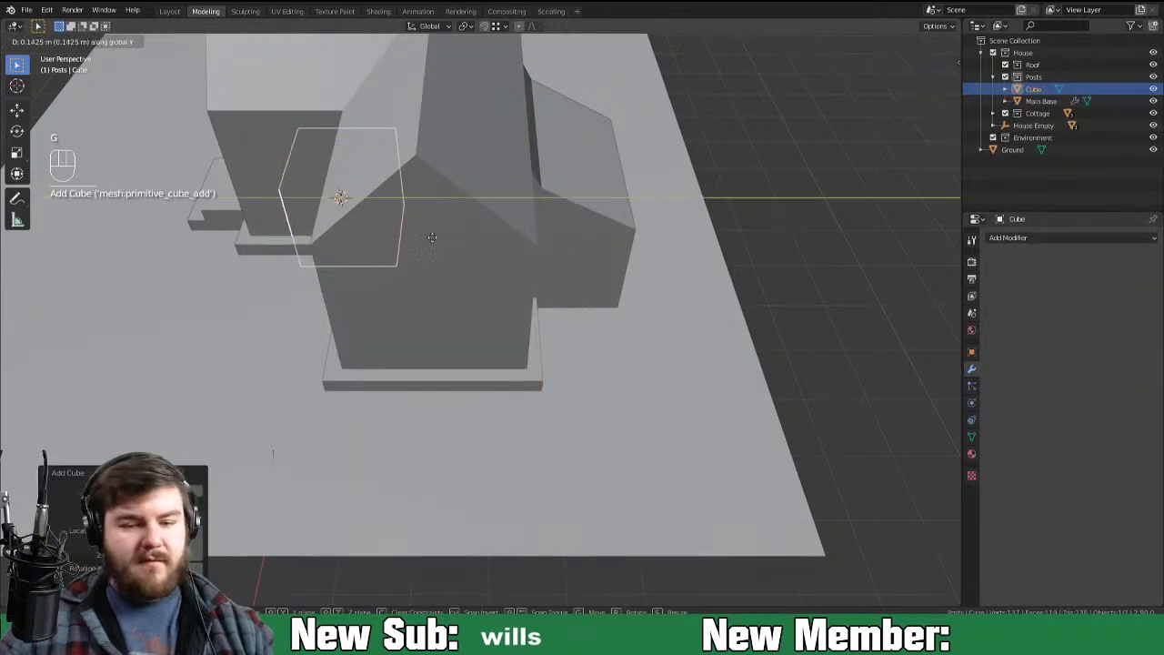
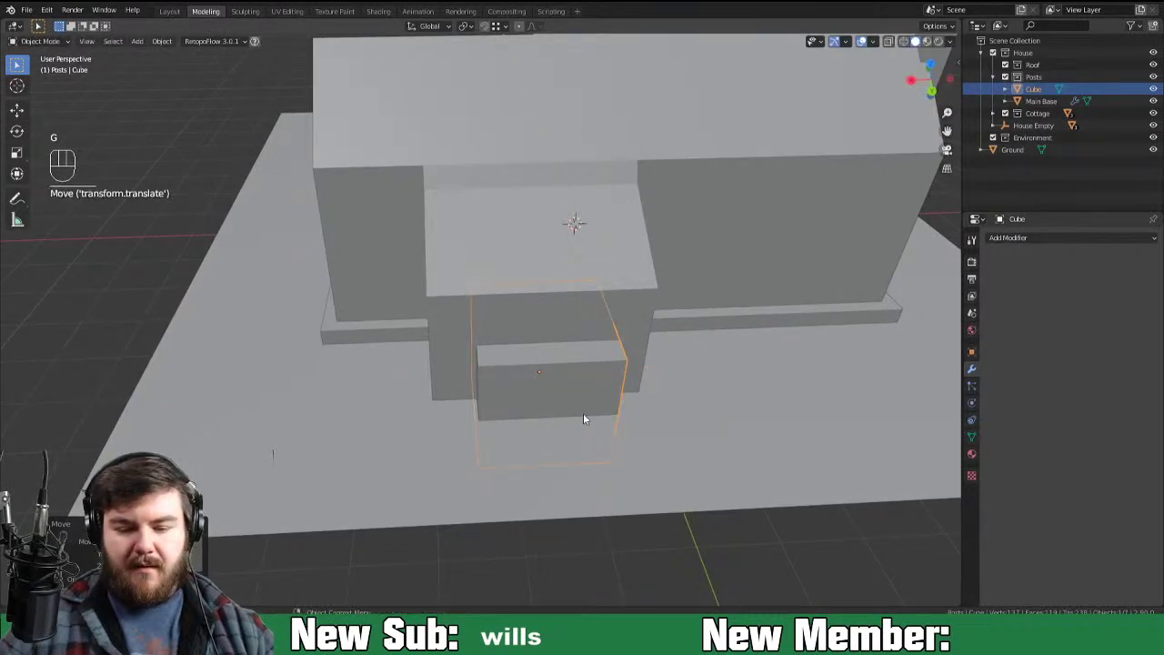
pyautogui.click(562, 311)
pyautogui.click(565, 326)
pyautogui.press('Tab')
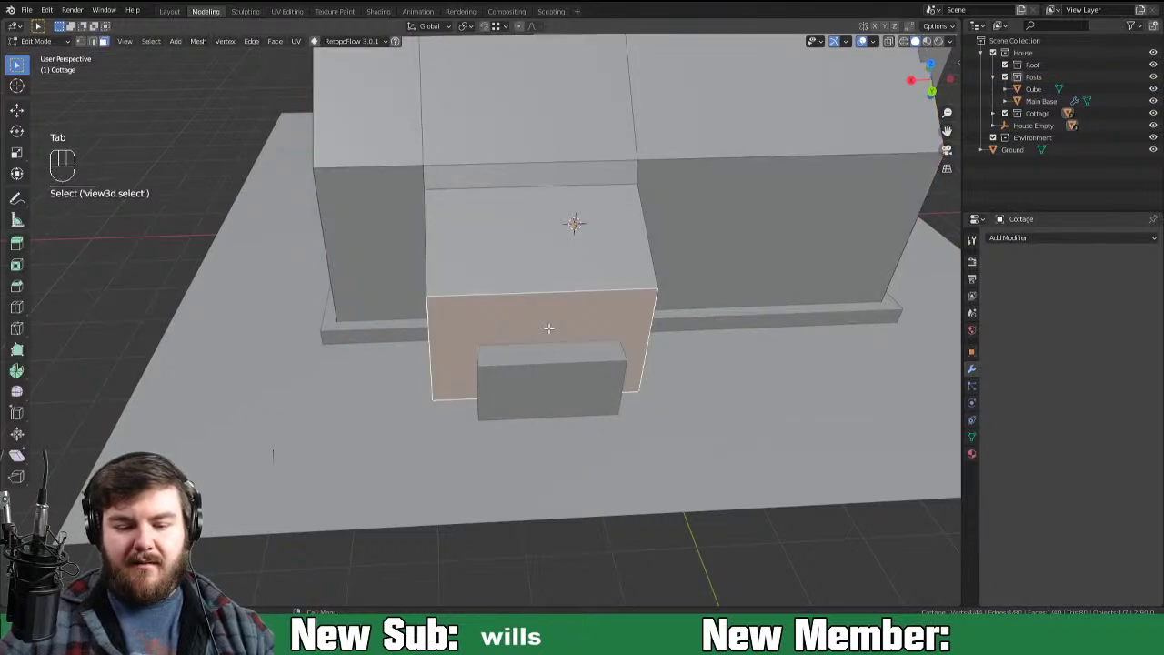
pyautogui.press('shift+s')
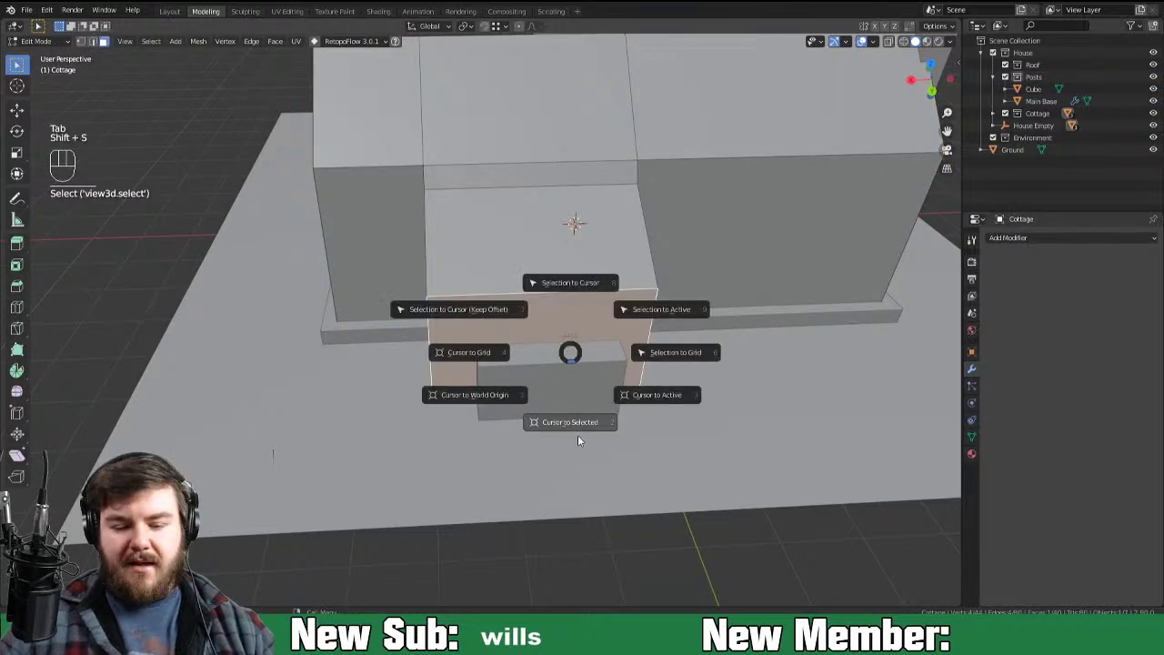
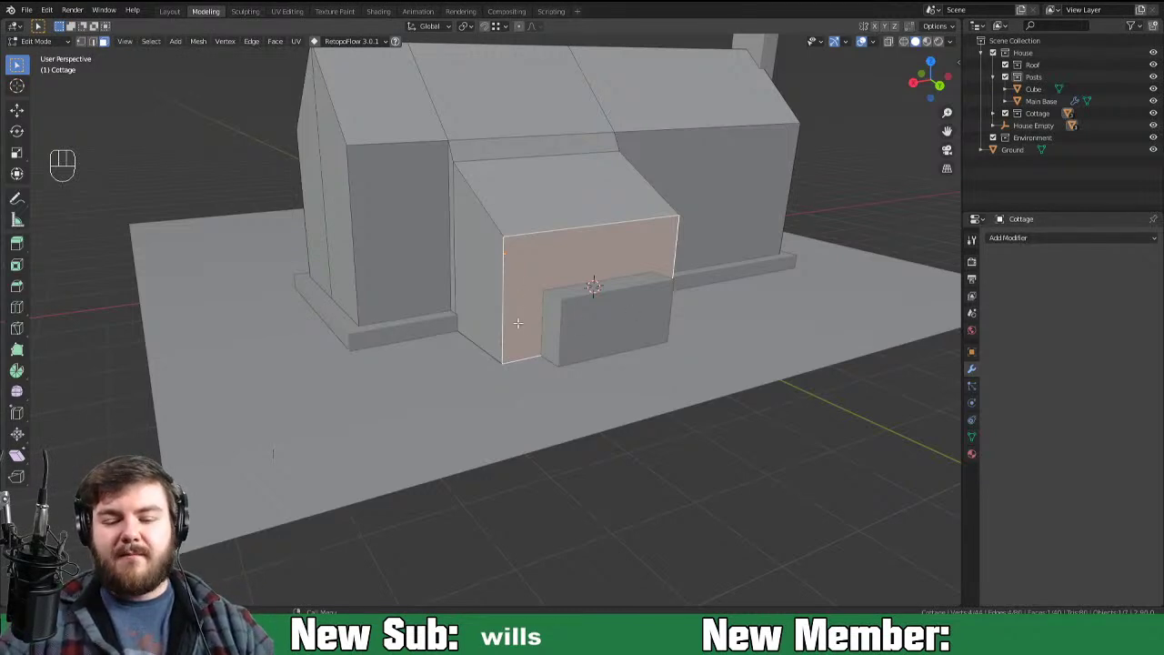
pyautogui.press('Tab')
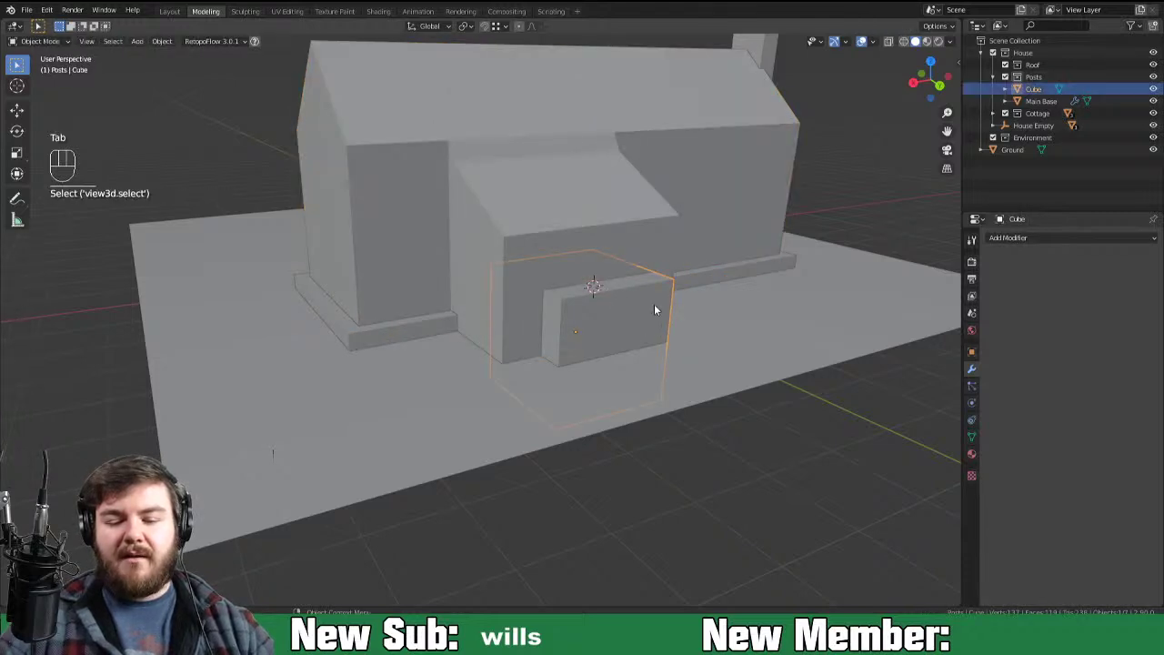
# Step: Snap the new cube onto the 3D cursor with Selection to Cursor
pyautogui.press('shift+a')
pyautogui.press('shift+s')
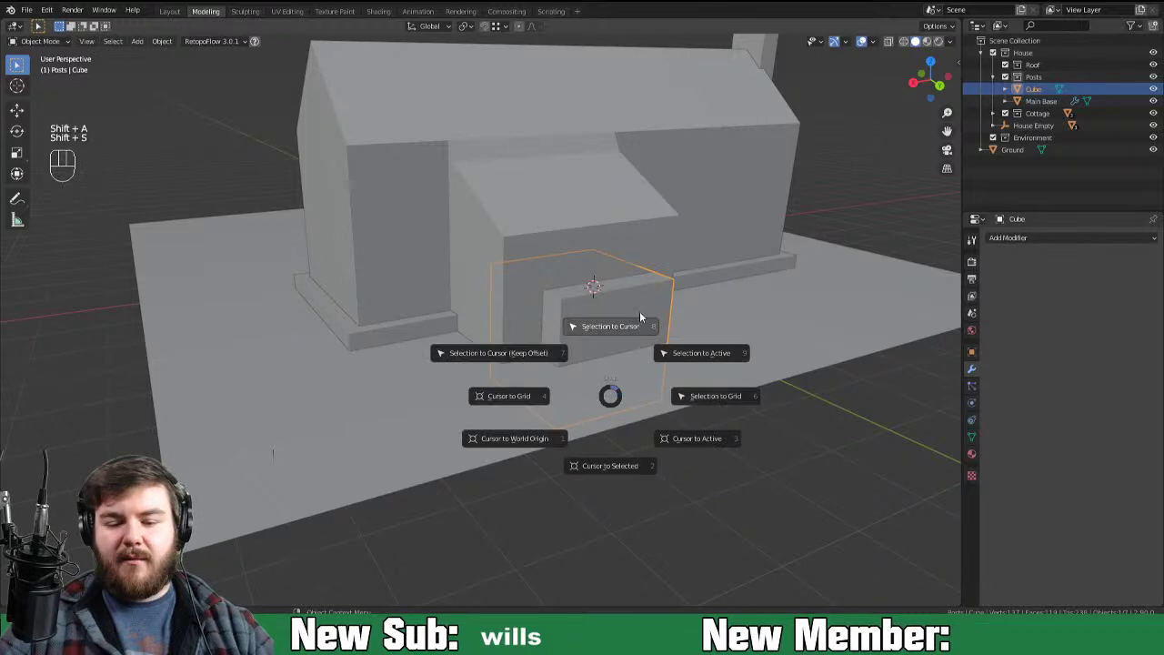
pyautogui.moveTo(691, 315); pyautogui.dragTo(588, 304)
pyautogui.moveTo(432, 280); pyautogui.dragTo(486, 302)
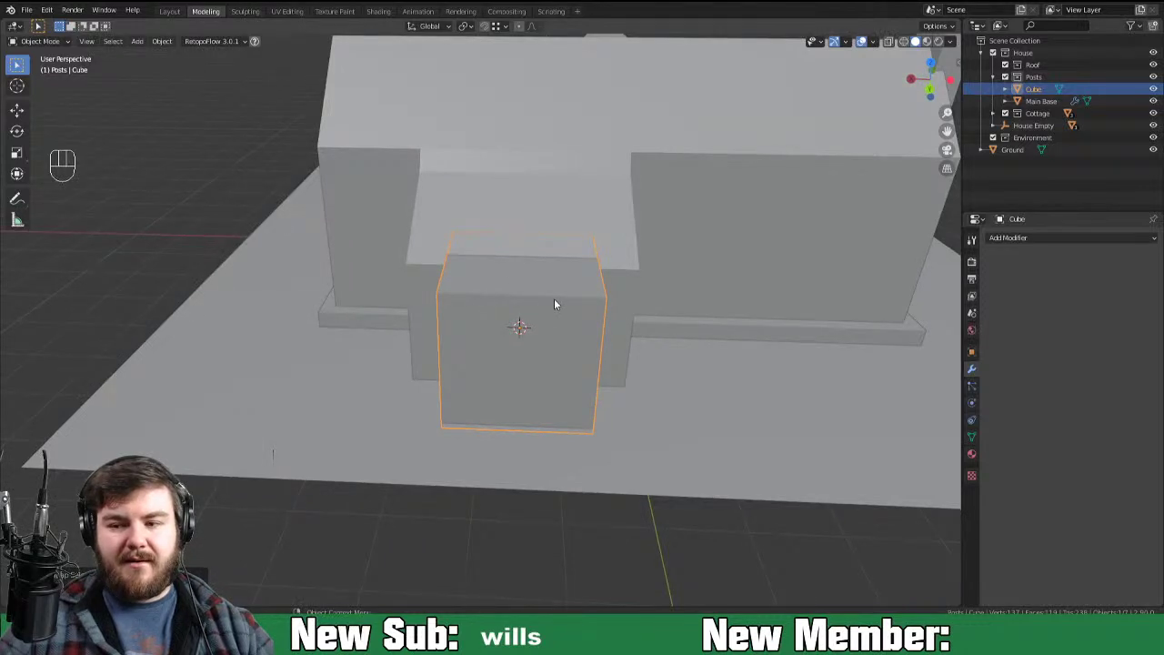
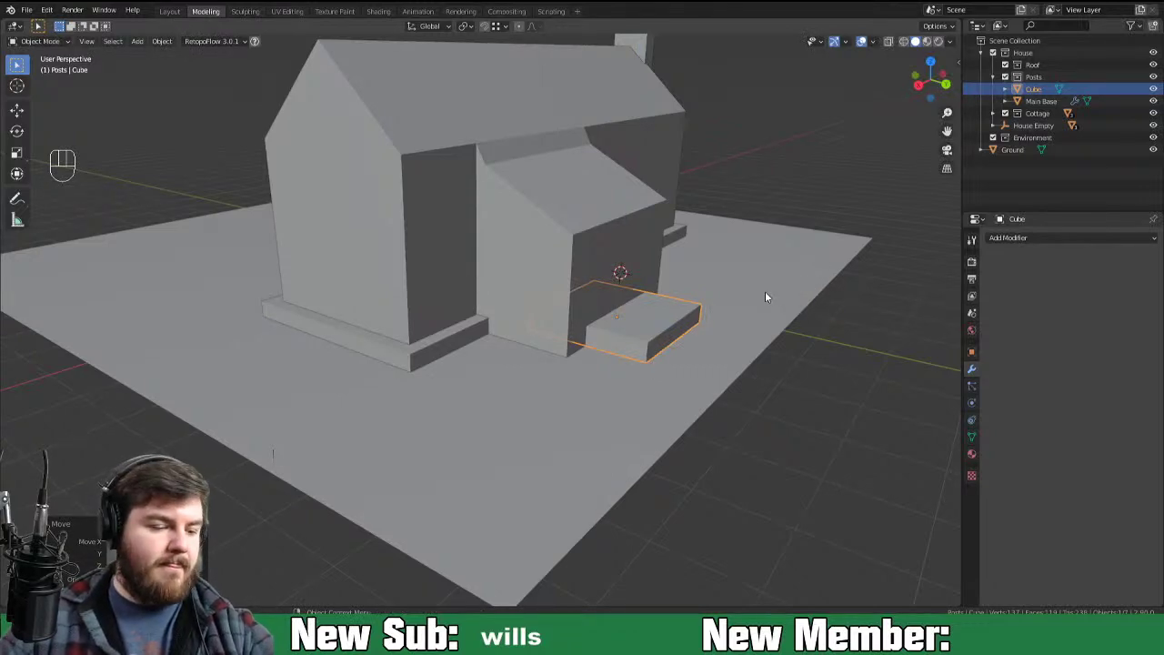
# Step: In front view, scale the cube flat and lower it along Z to rest on the ground as a doorstep slab
pyautogui.press('ctrl+KP_1')
pyautogui.press('Tab')
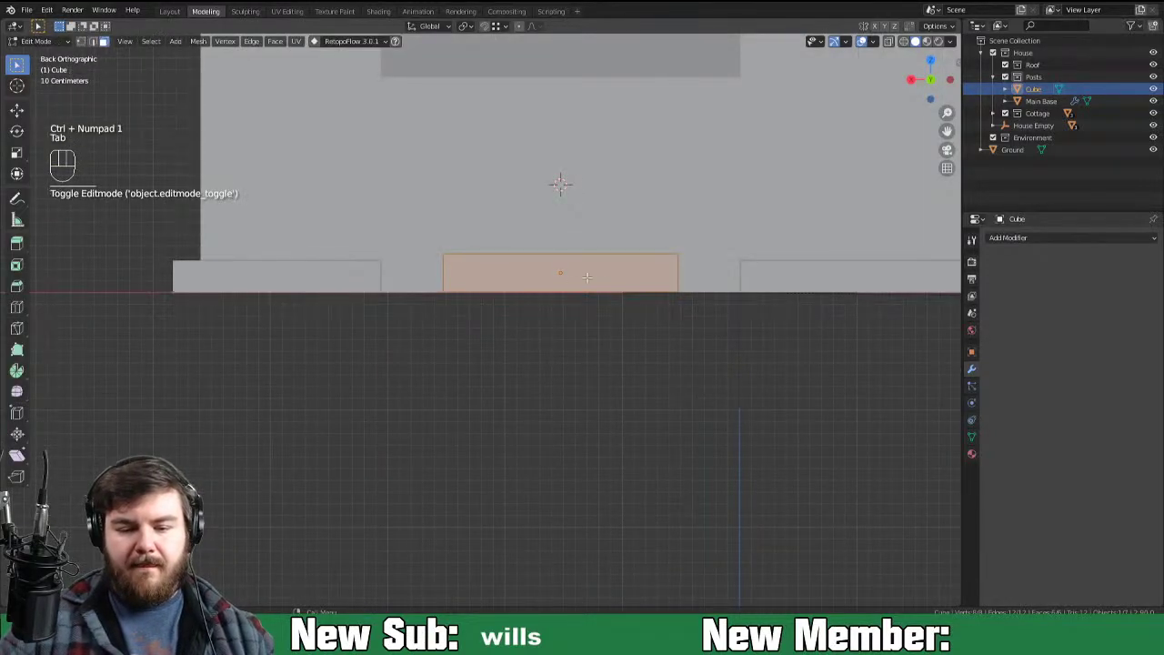
pyautogui.press('g')
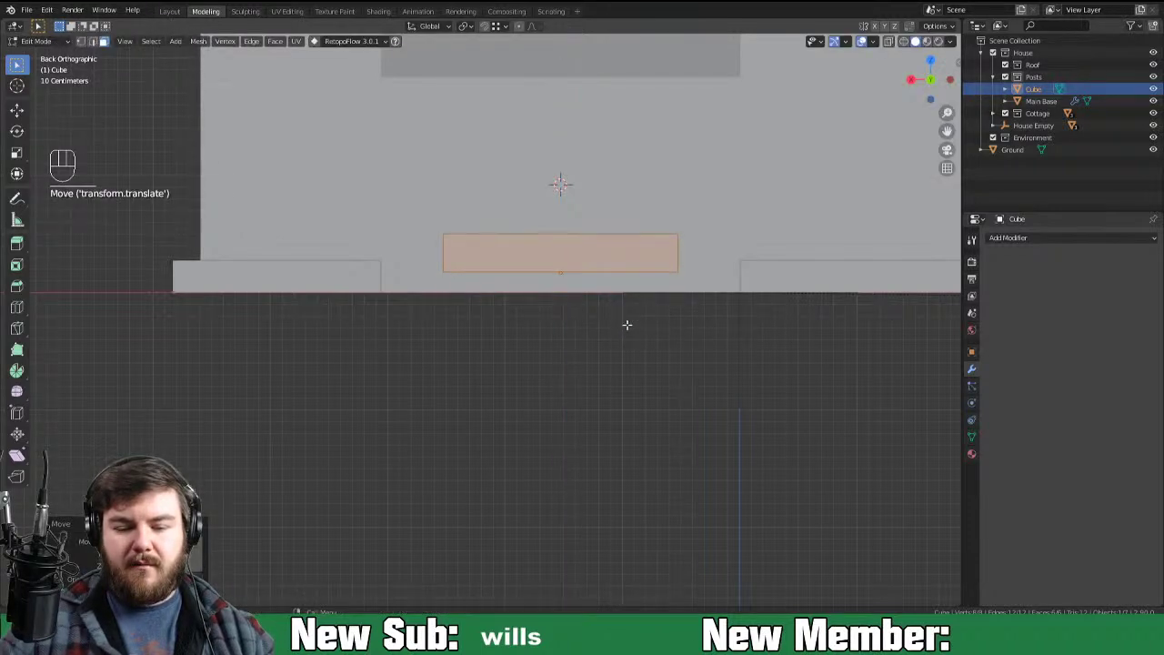
pyautogui.press('Tab')
pyautogui.press('g')
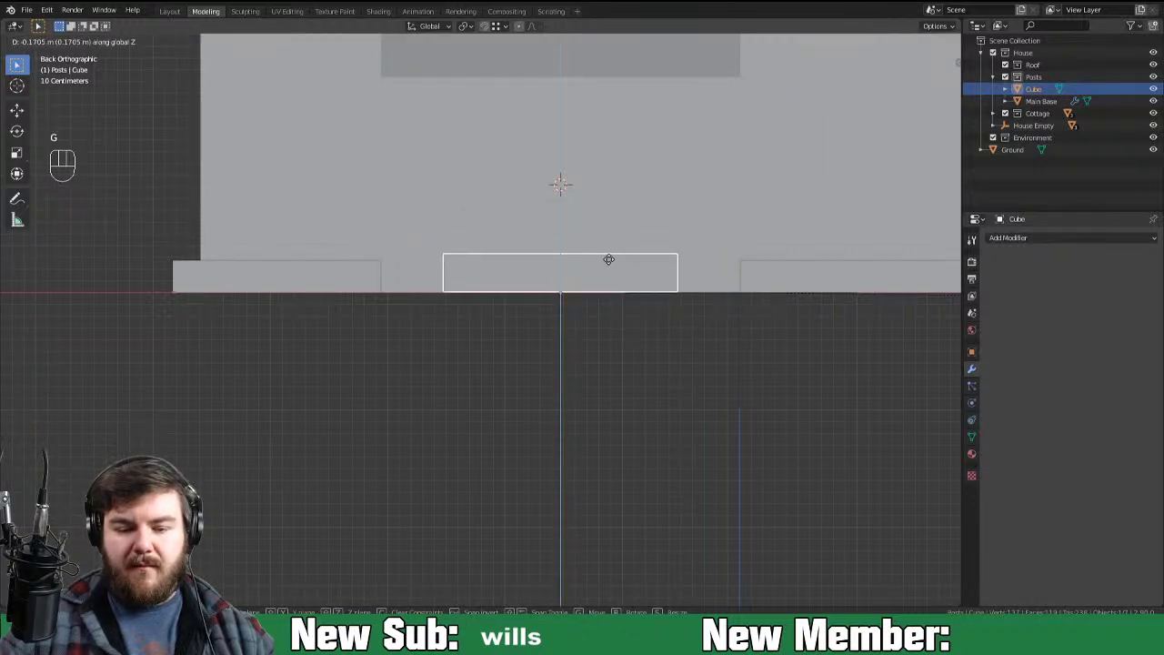
pyautogui.moveTo(412, 269); pyautogui.dragTo(439, 289)
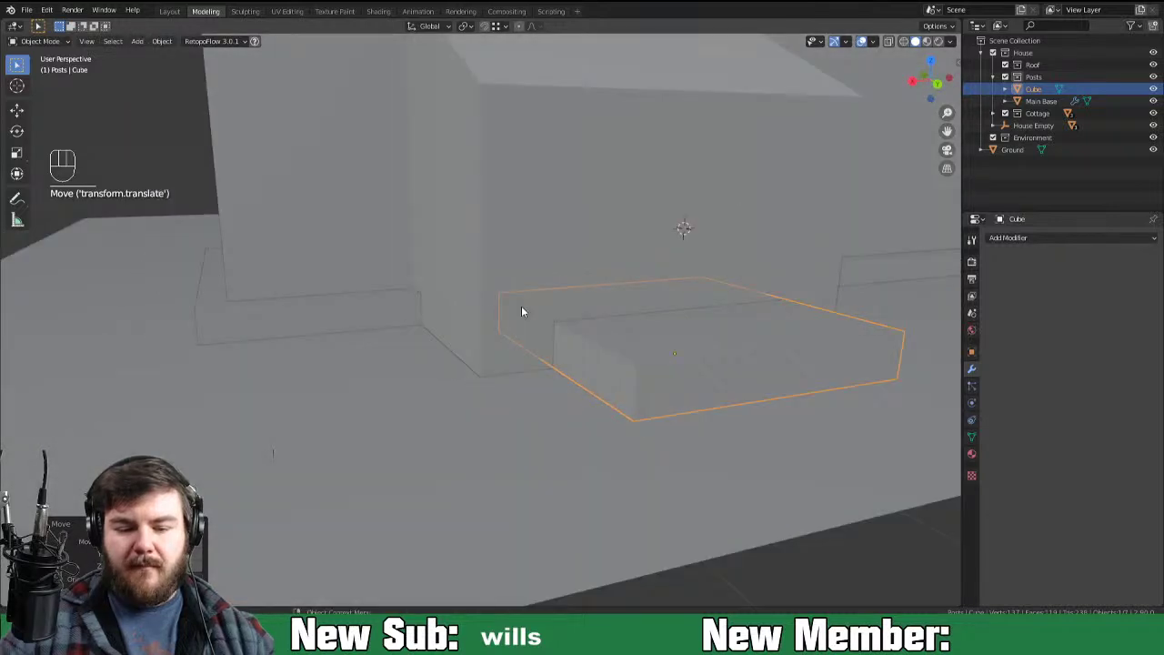
pyautogui.middleClick(491, 333)
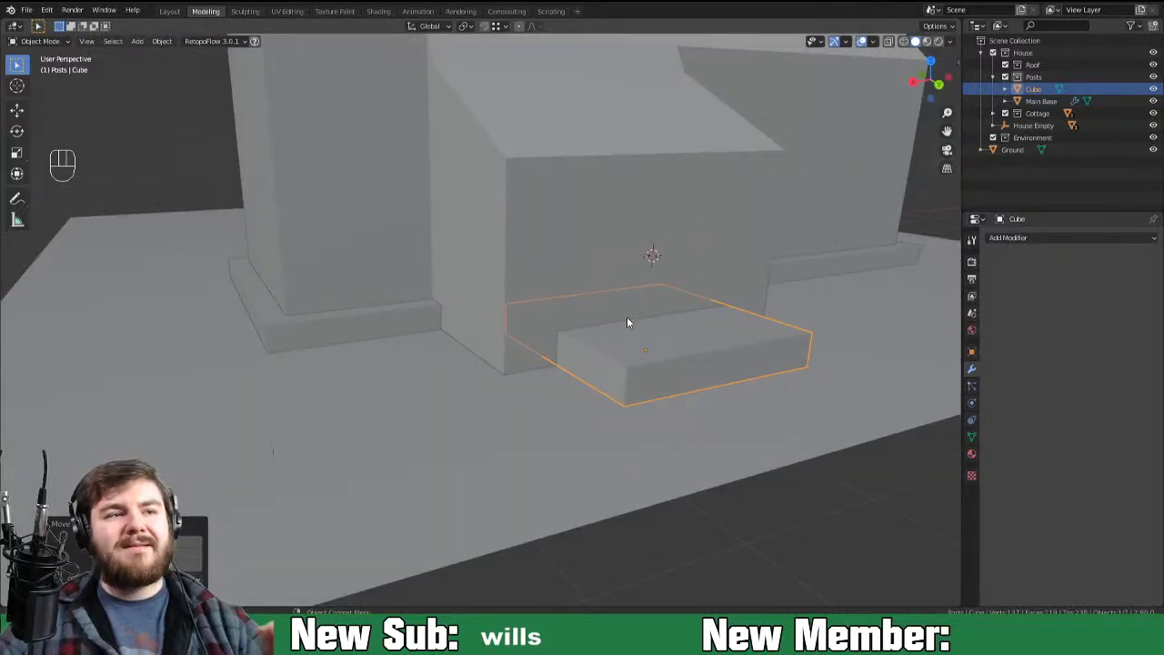
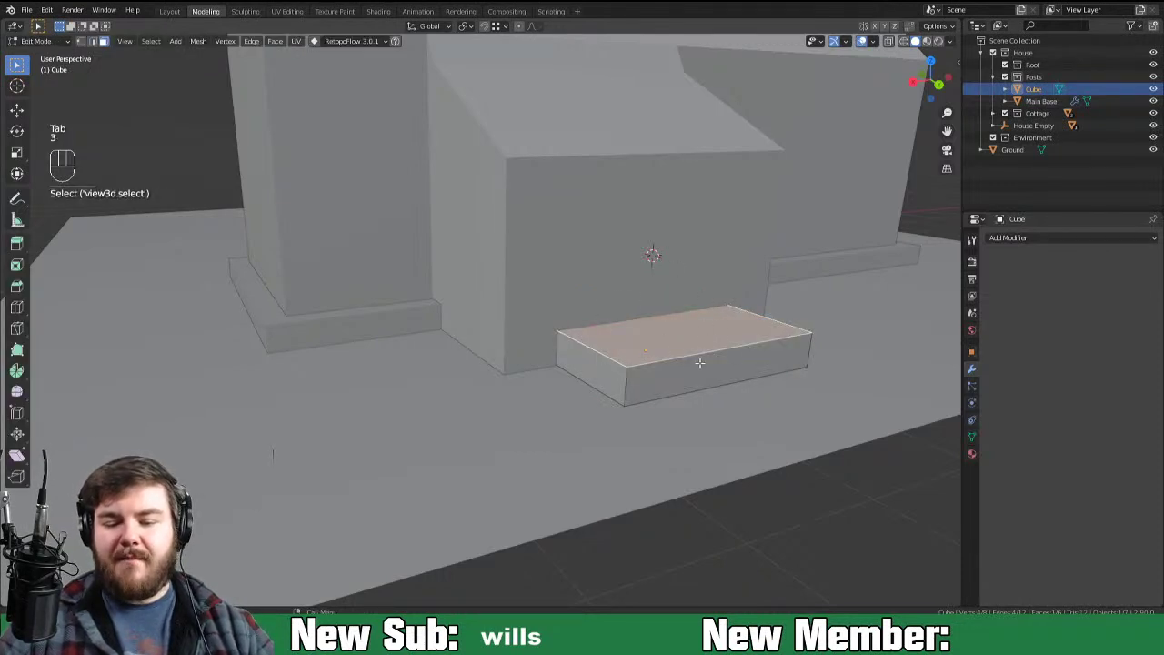
# Step: In front view, select the whole step box and slide it along X to centre it against the house front
pyautogui.click(487, 31)
pyautogui.moveTo(502, 38); pyautogui.dragTo(591, 271)
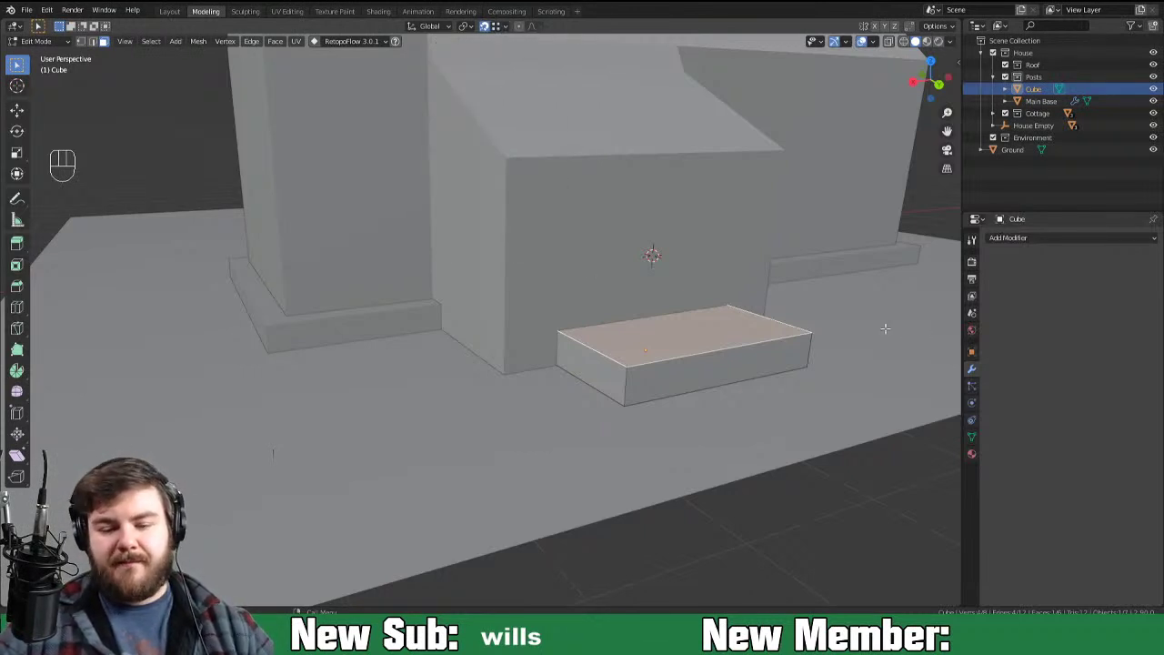
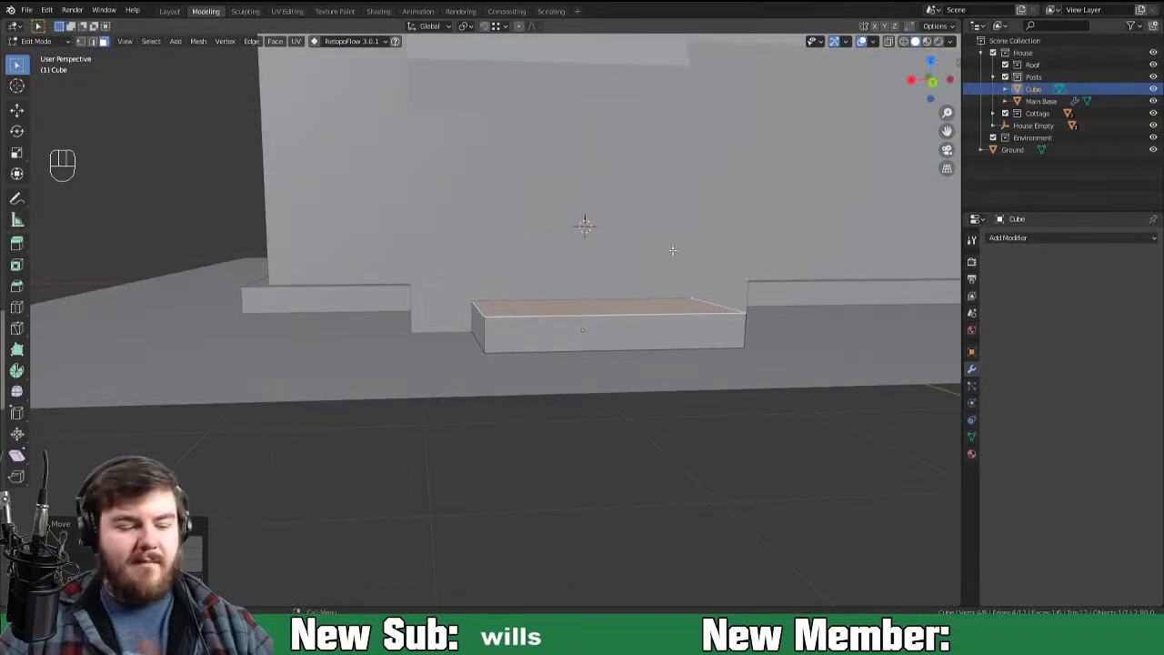
pyautogui.press('ctrl+KP_1')
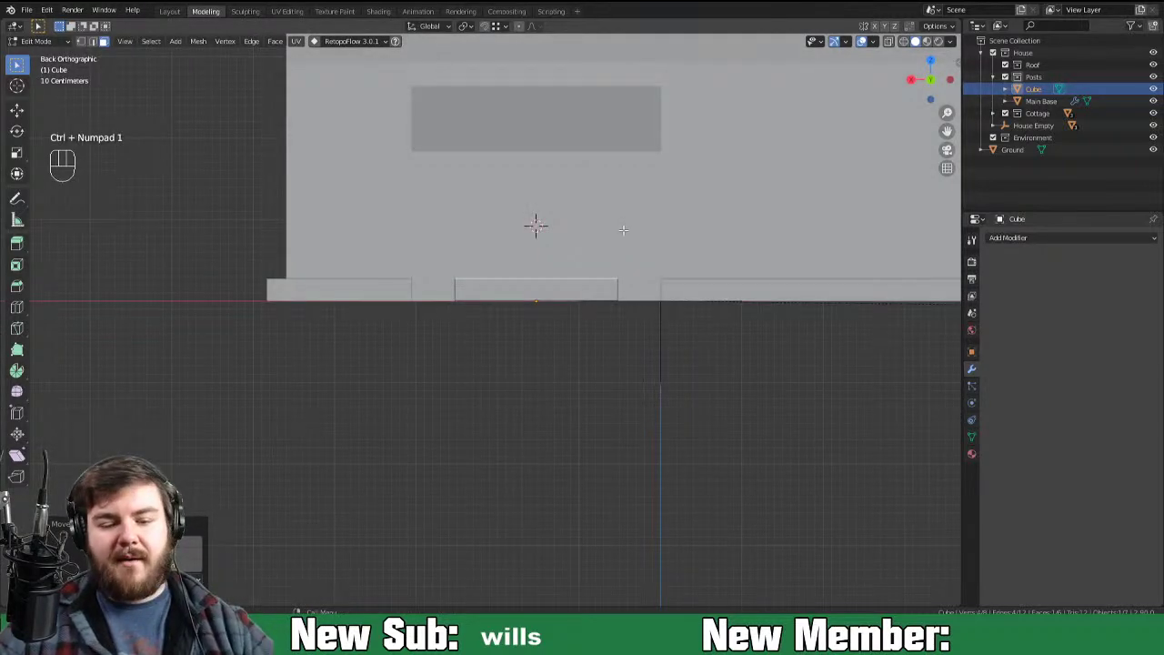
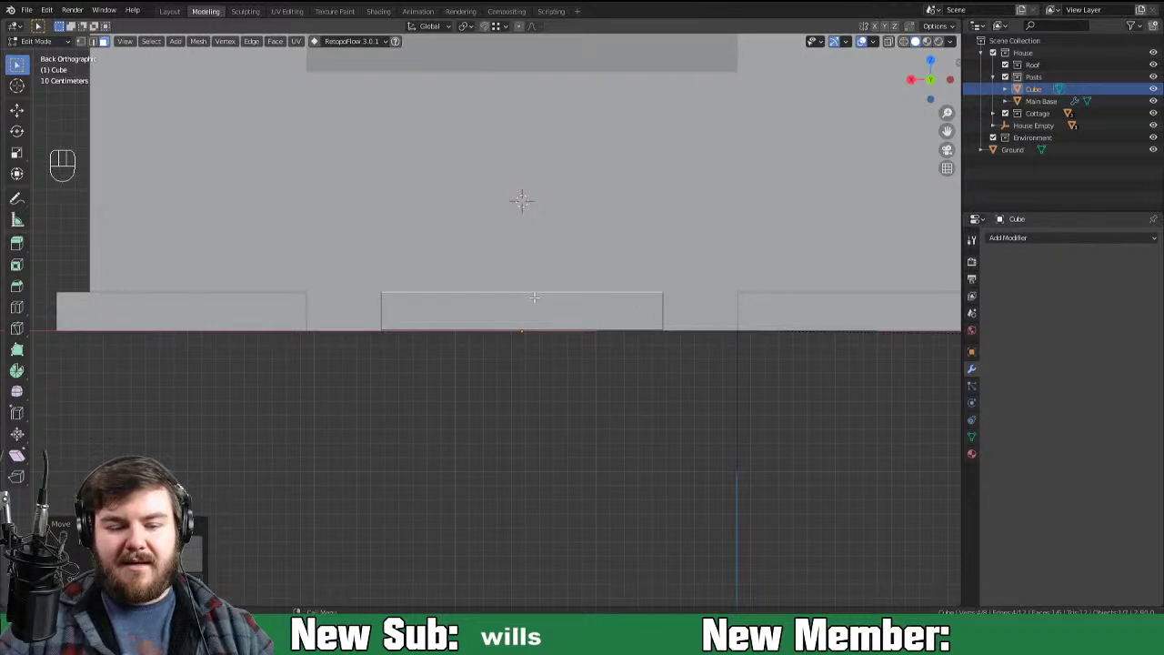
pyautogui.press('a')
pyautogui.press('g')
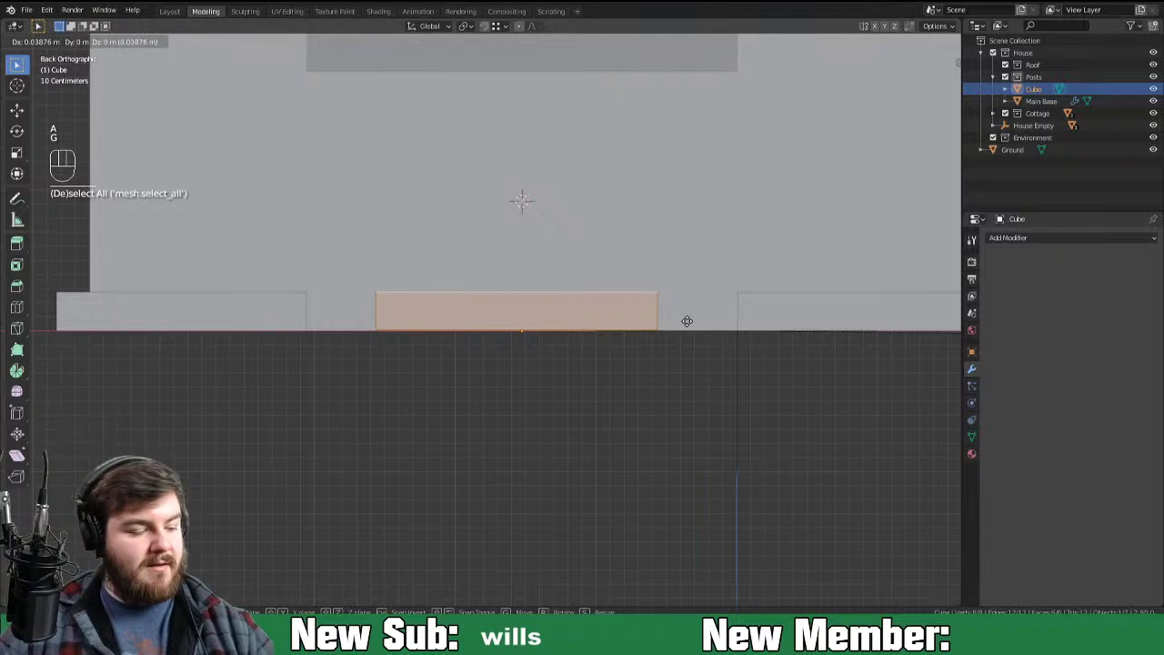
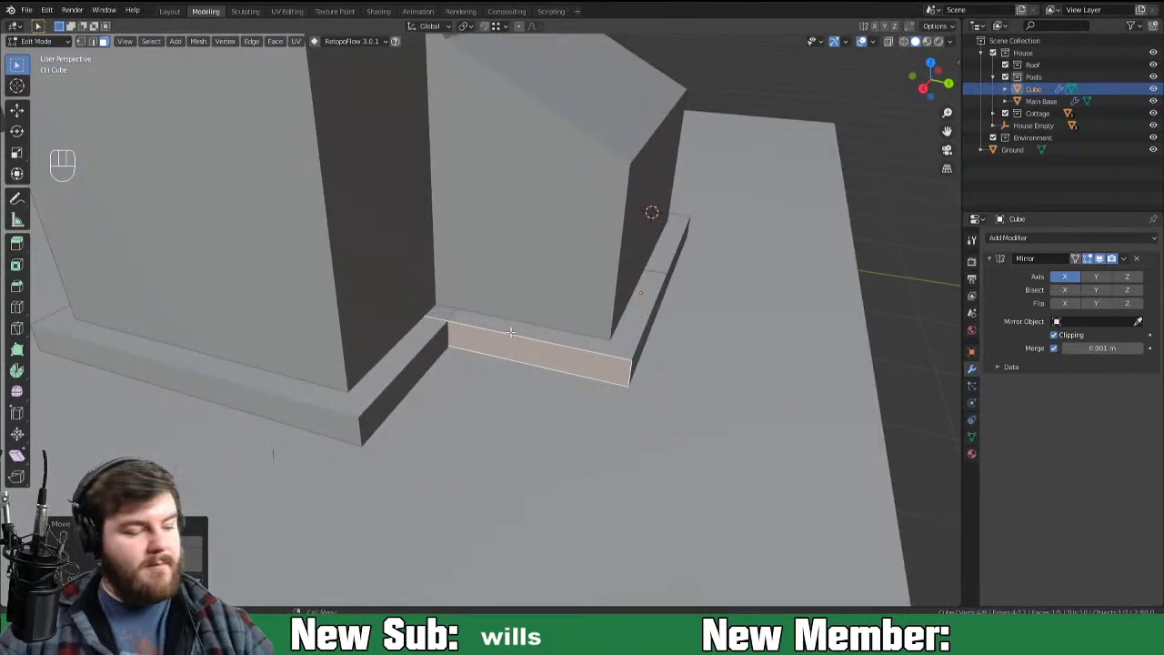
# Step: Loop-cut the base strip into several evenly spaced block-sized sections
pyautogui.press('ctrl+r')
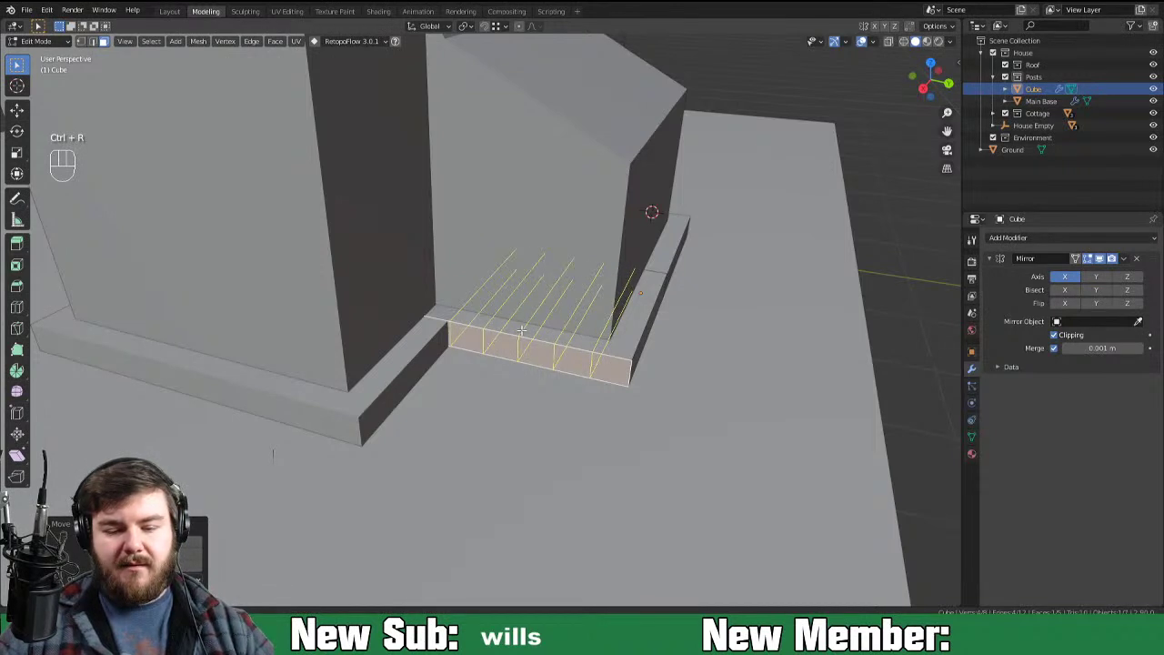
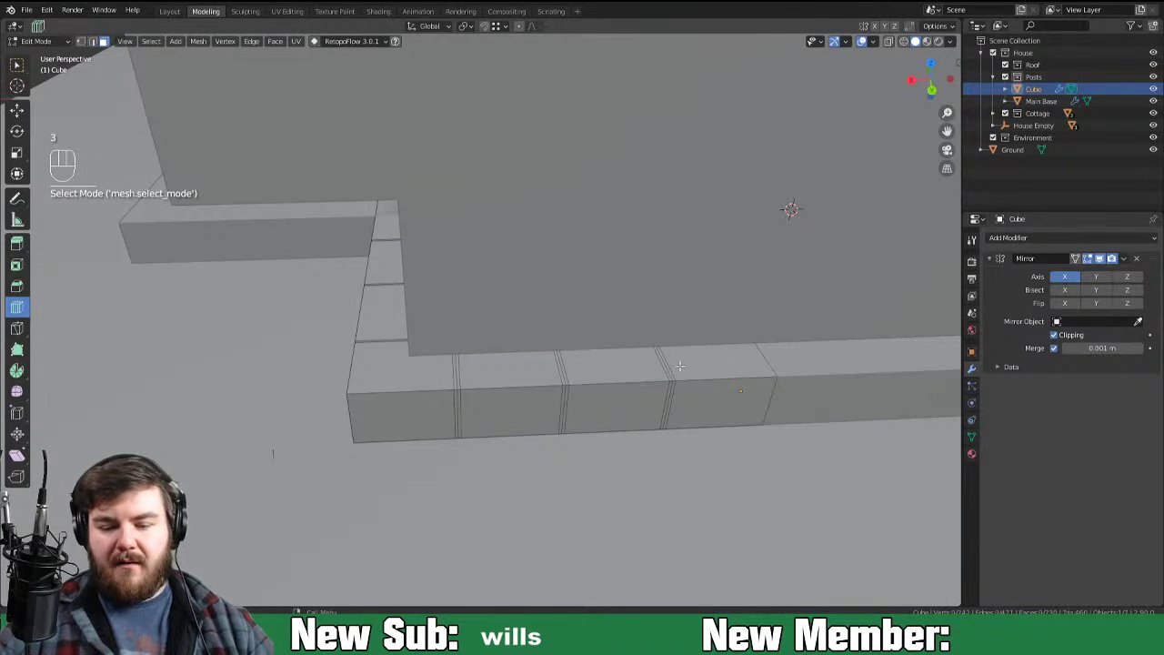
# Step: Extrude alternating stone tops upward, tilt one and shrink and lower others for an uneven edge
pyautogui.press('w')
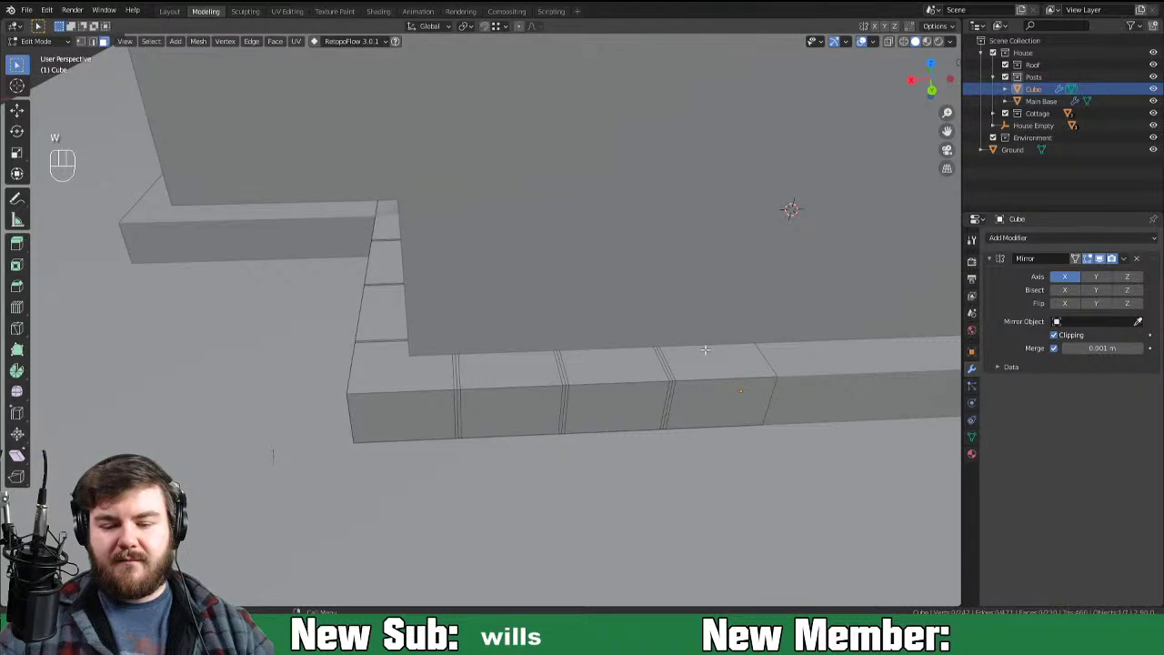
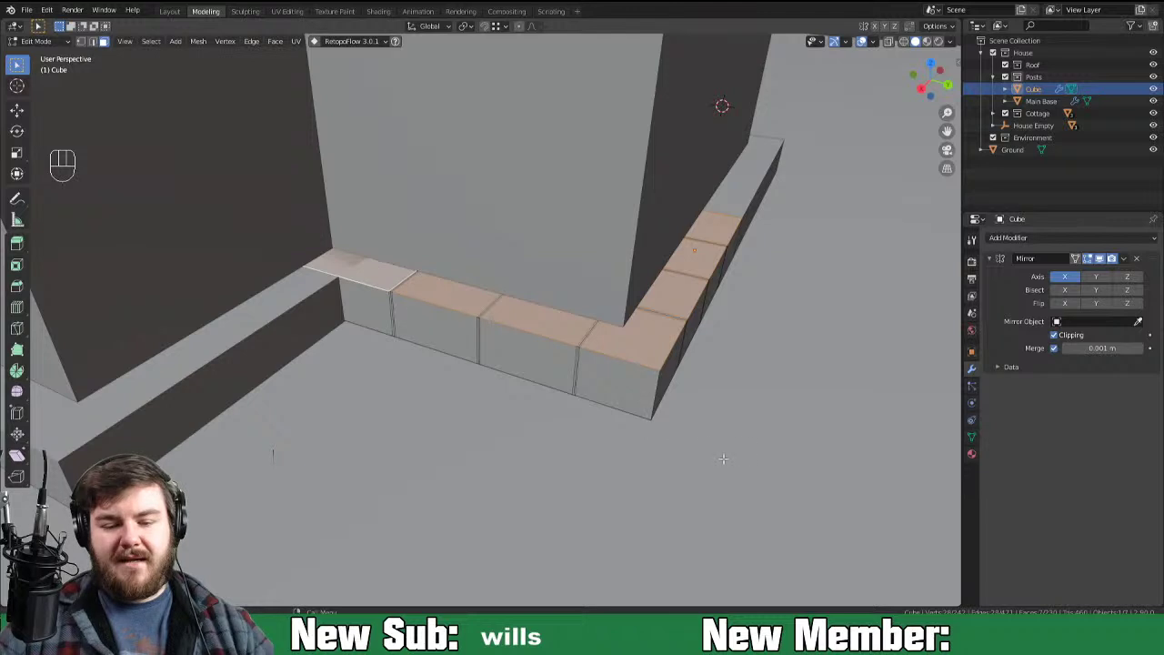
pyautogui.press('e')
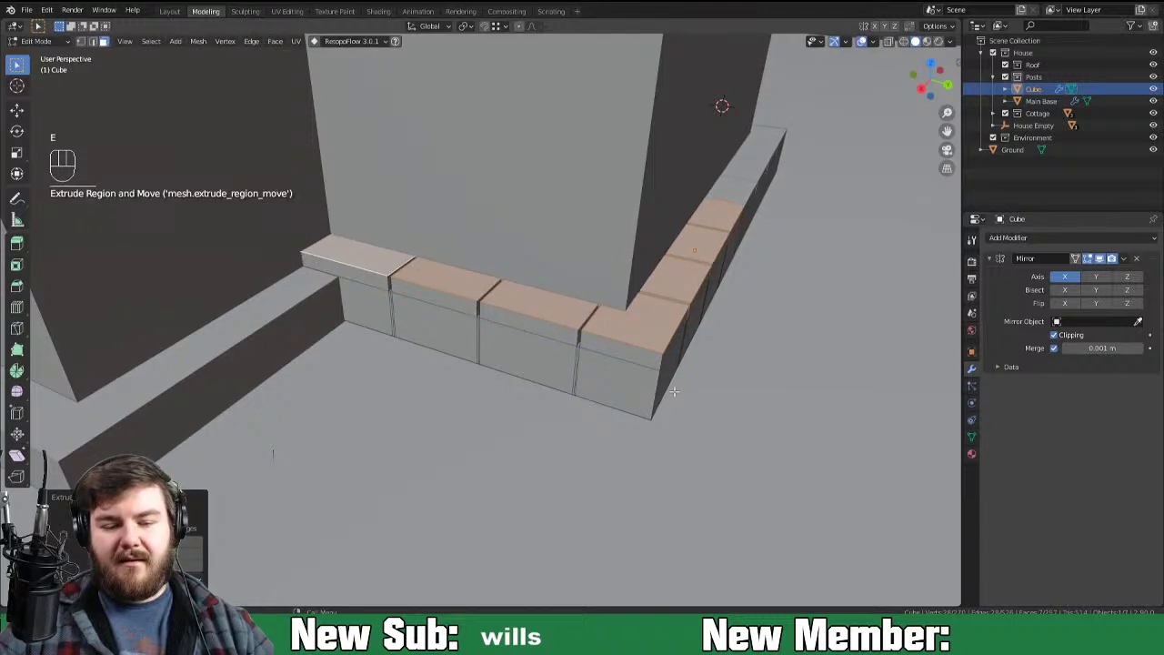
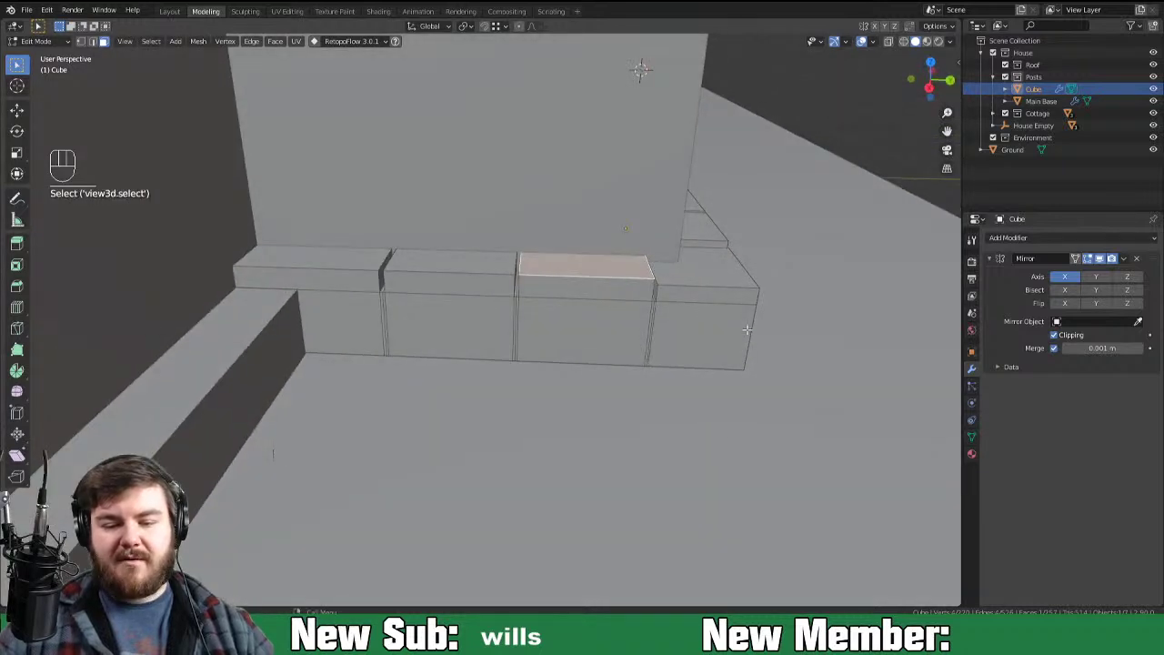
pyautogui.press('r')
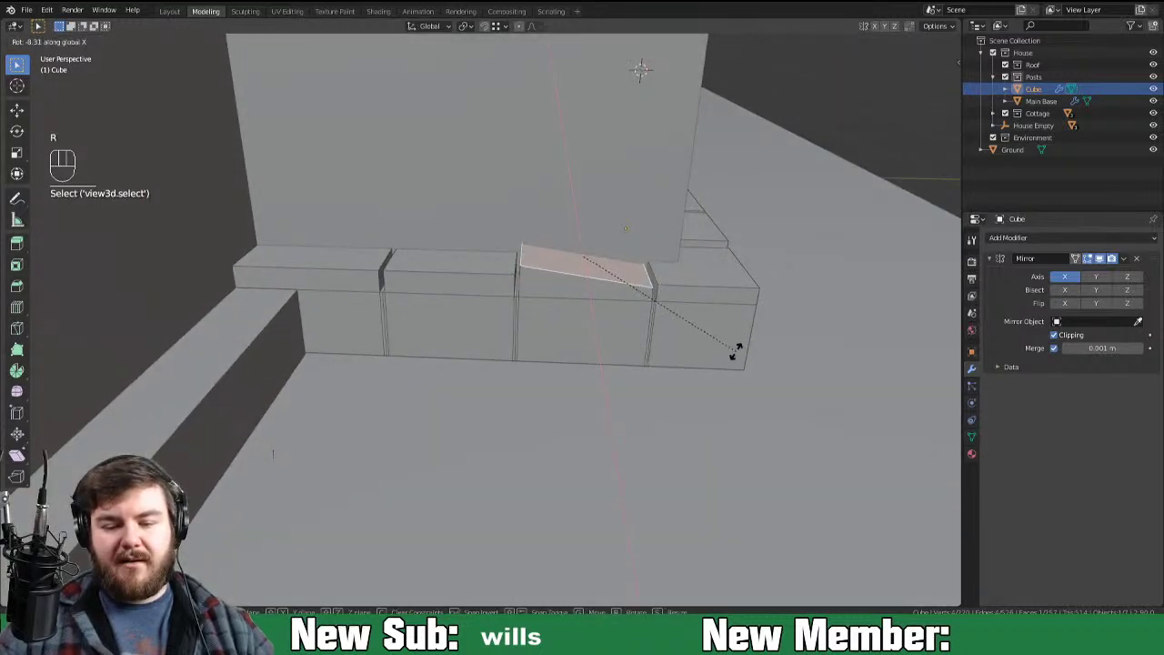
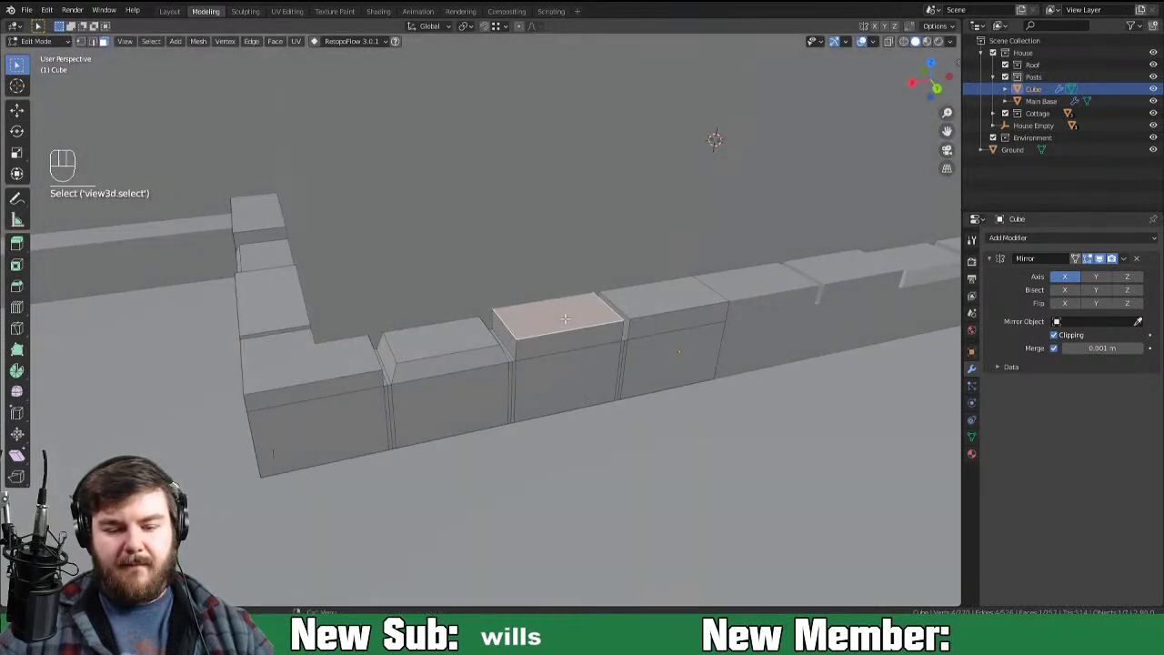
pyautogui.press('s')
pyautogui.press('g')
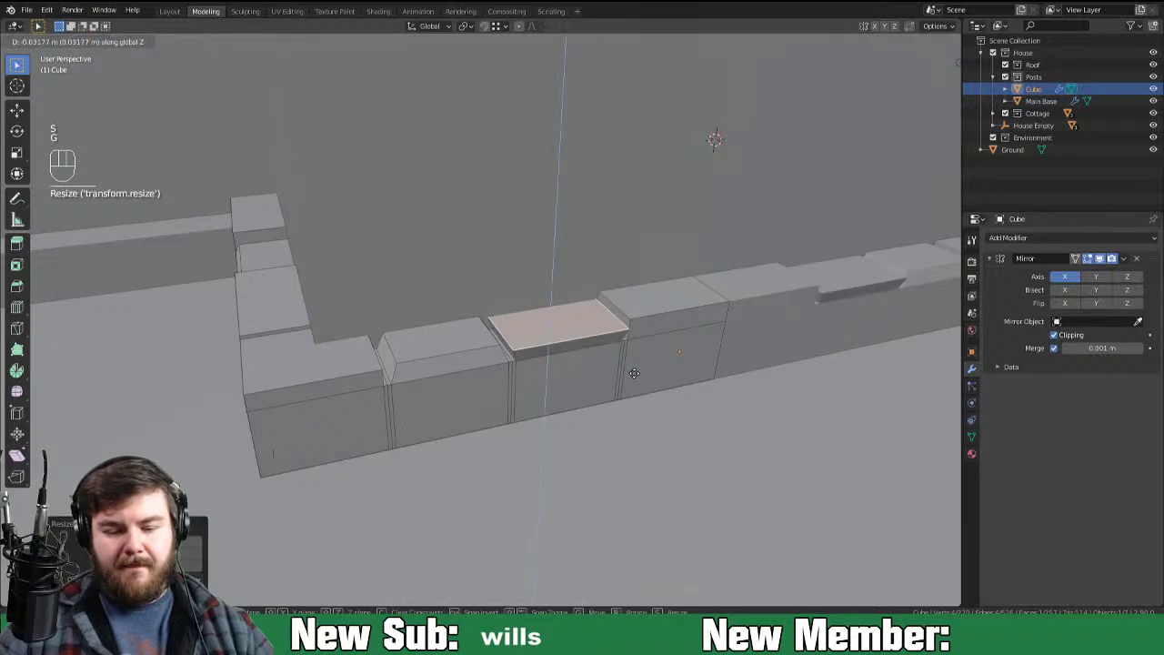
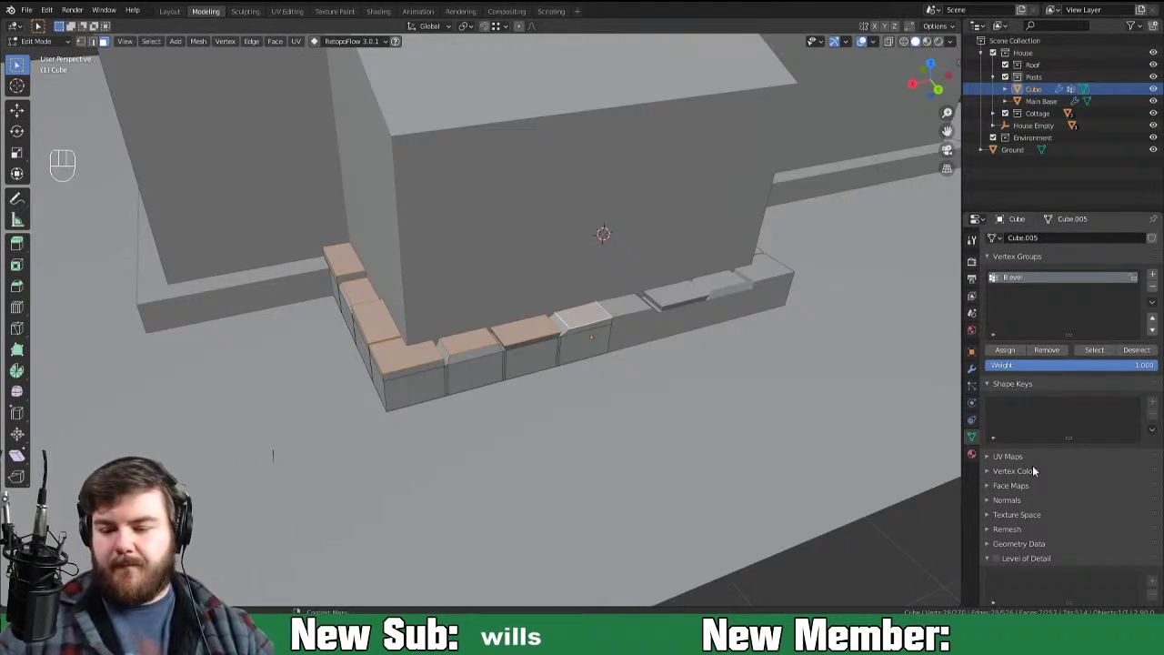
# Step: Assign the selected stone geometry to the Bevel vertex group
pyautogui.press('Tab')
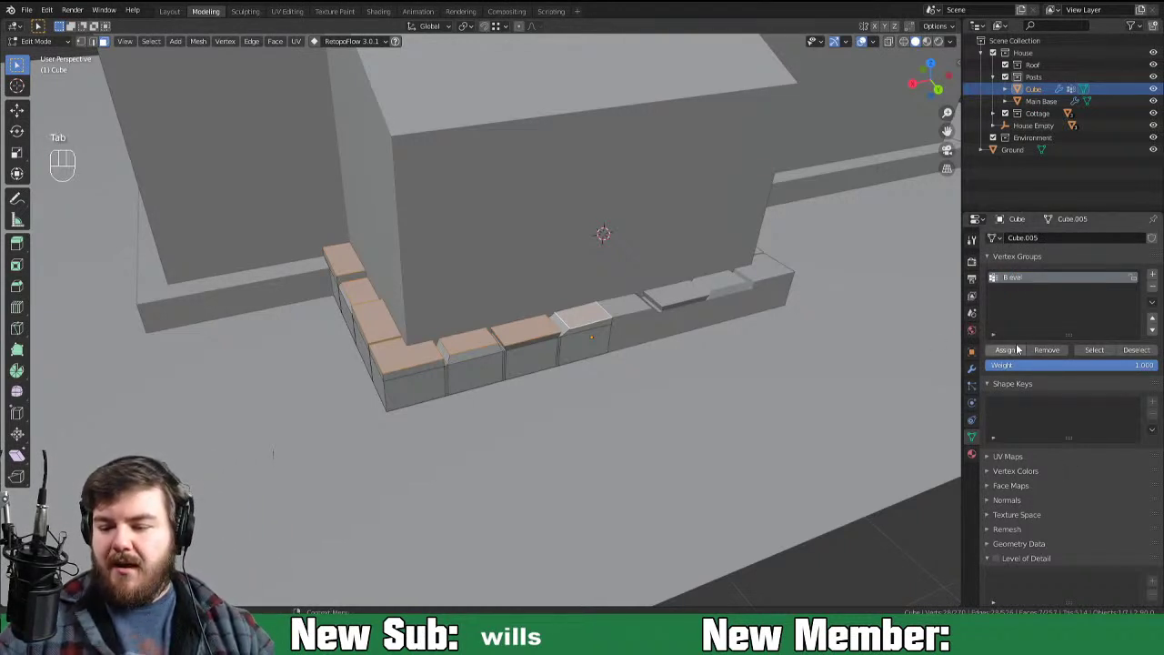
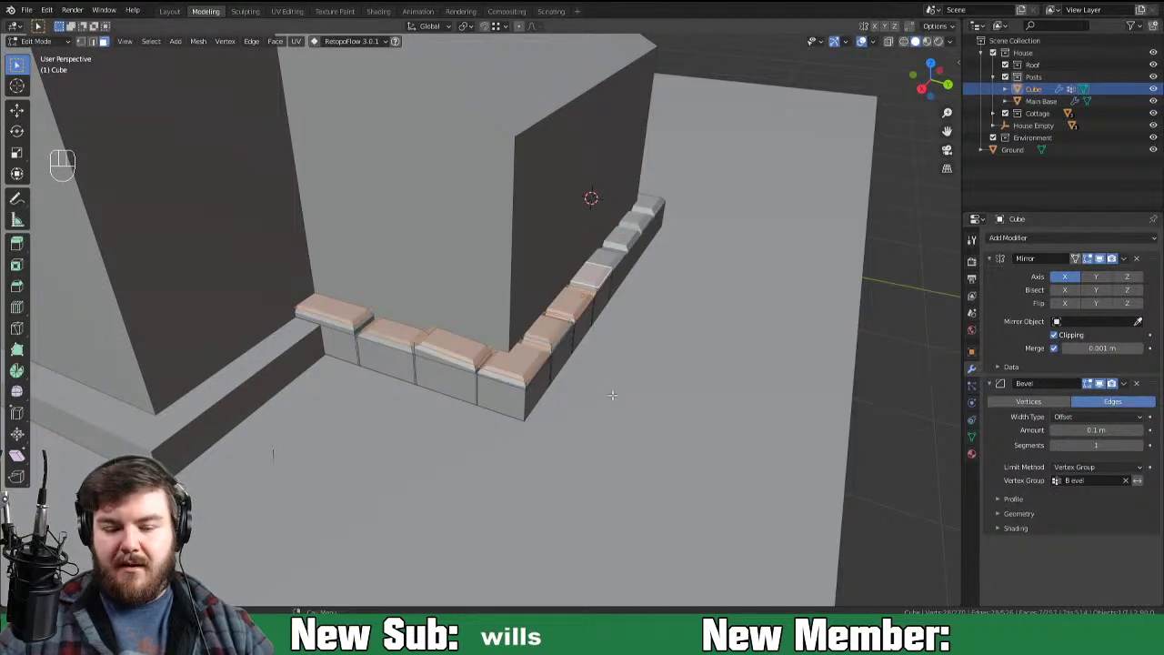
# Step: Preview the 0.09 m, 2-segment vertex bevel on the stones from along the wall base
pyautogui.press('Tab')
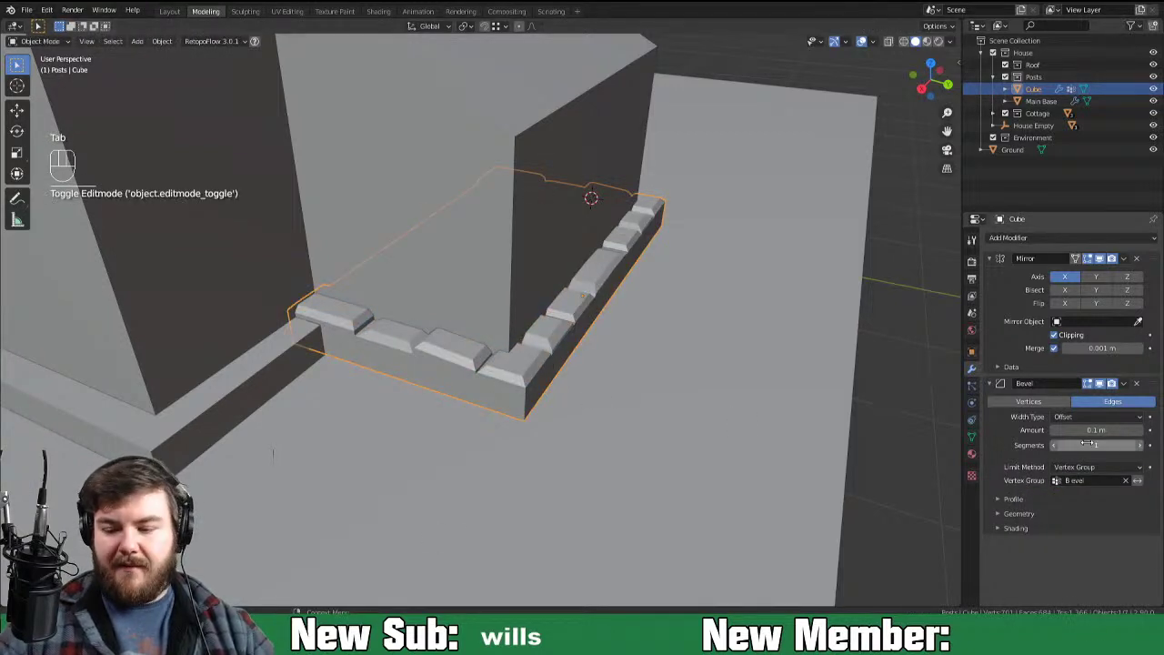
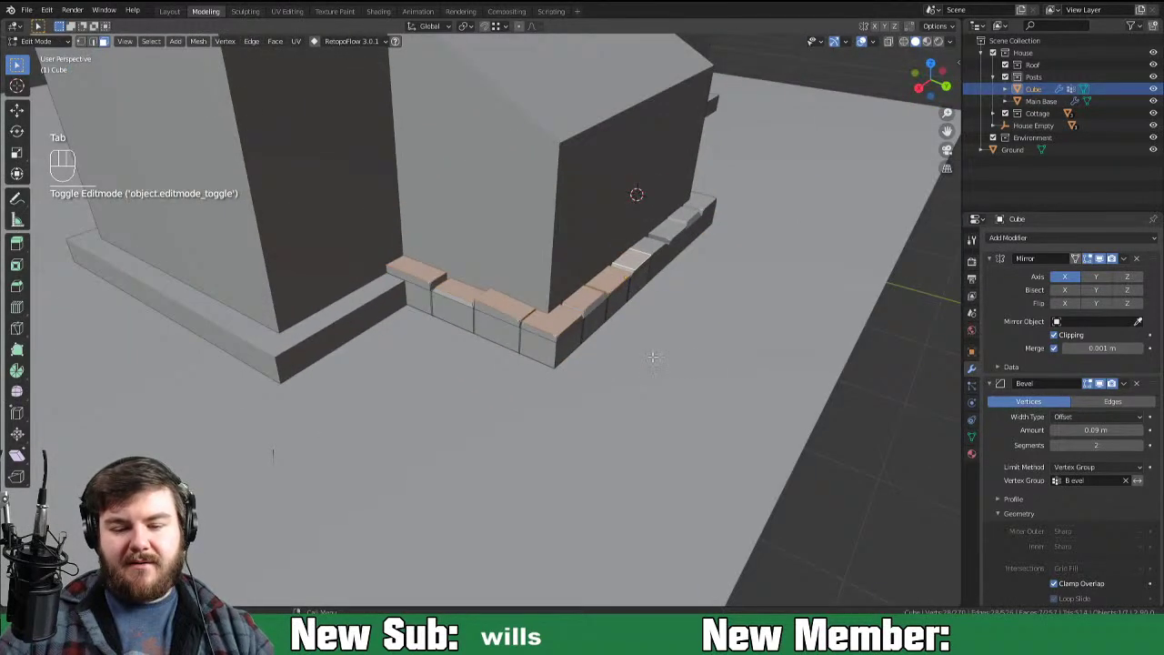
pyautogui.moveTo(648, 363); pyautogui.dragTo(585, 340)
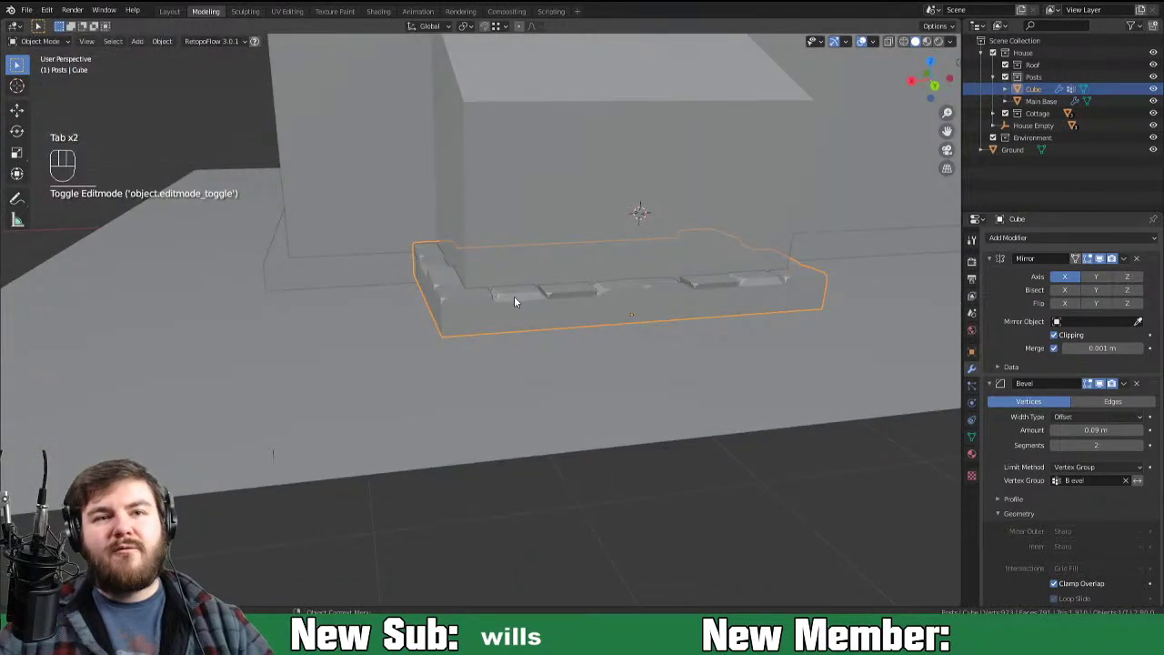
pyautogui.moveTo(647, 330); pyautogui.dragTo(560, 363)
pyautogui.moveTo(449, 490); pyautogui.dragTo(528, 447)
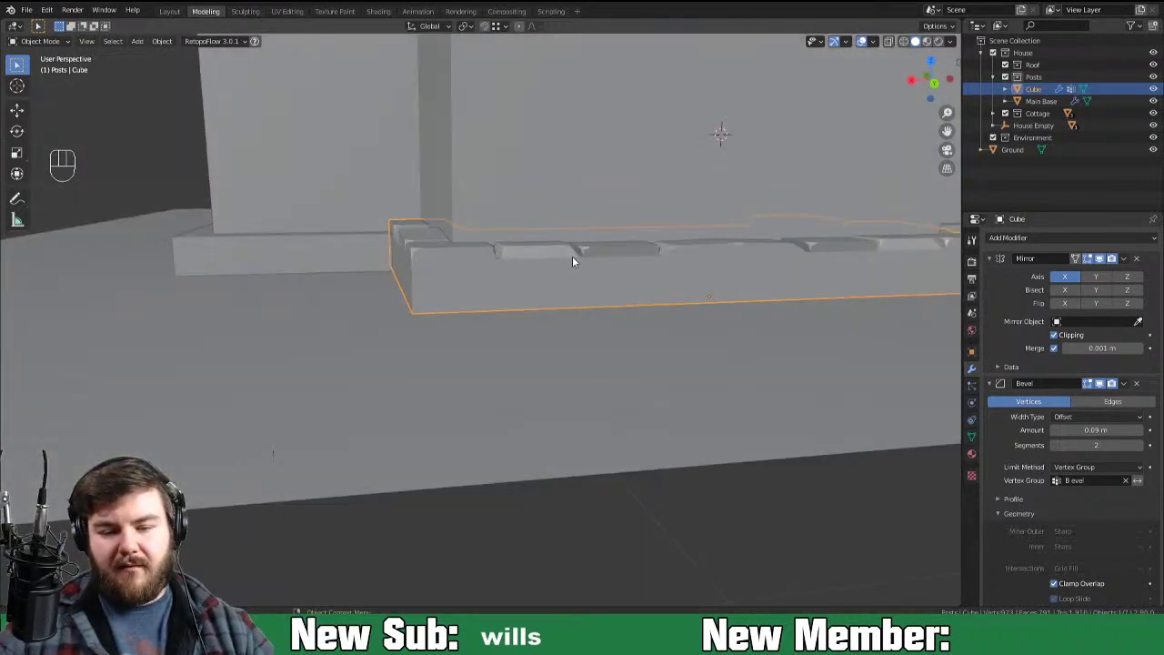
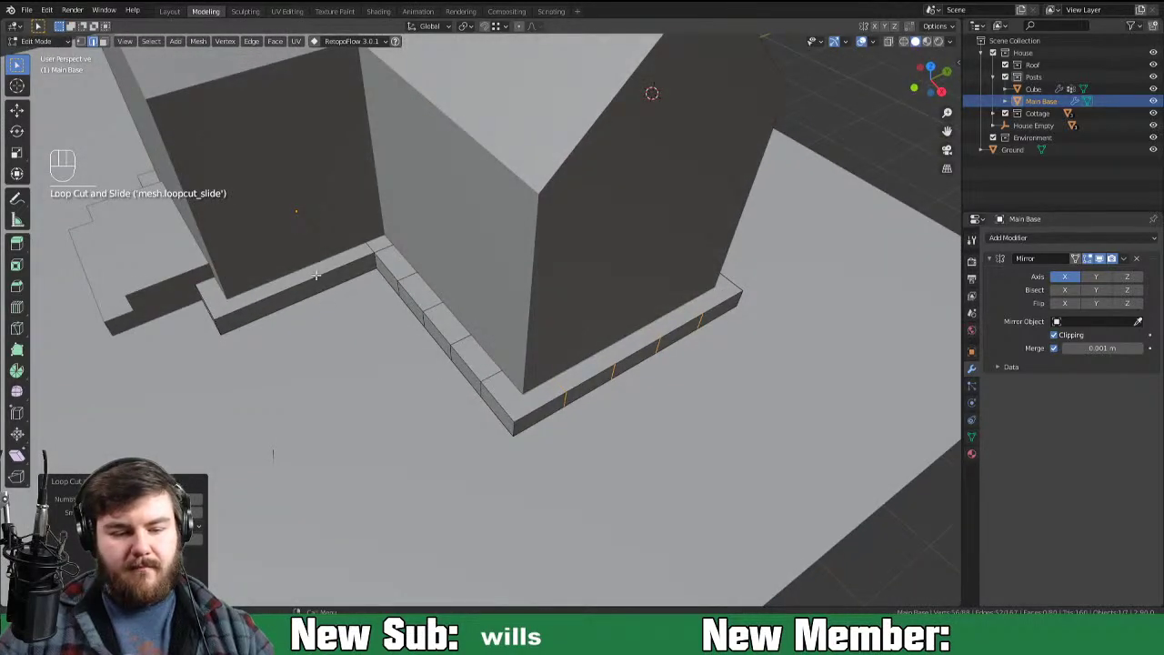
# Step: Add loop cuts along the other side of the foundation strip to divide it into blocks
pyautogui.press('ctrl+r')
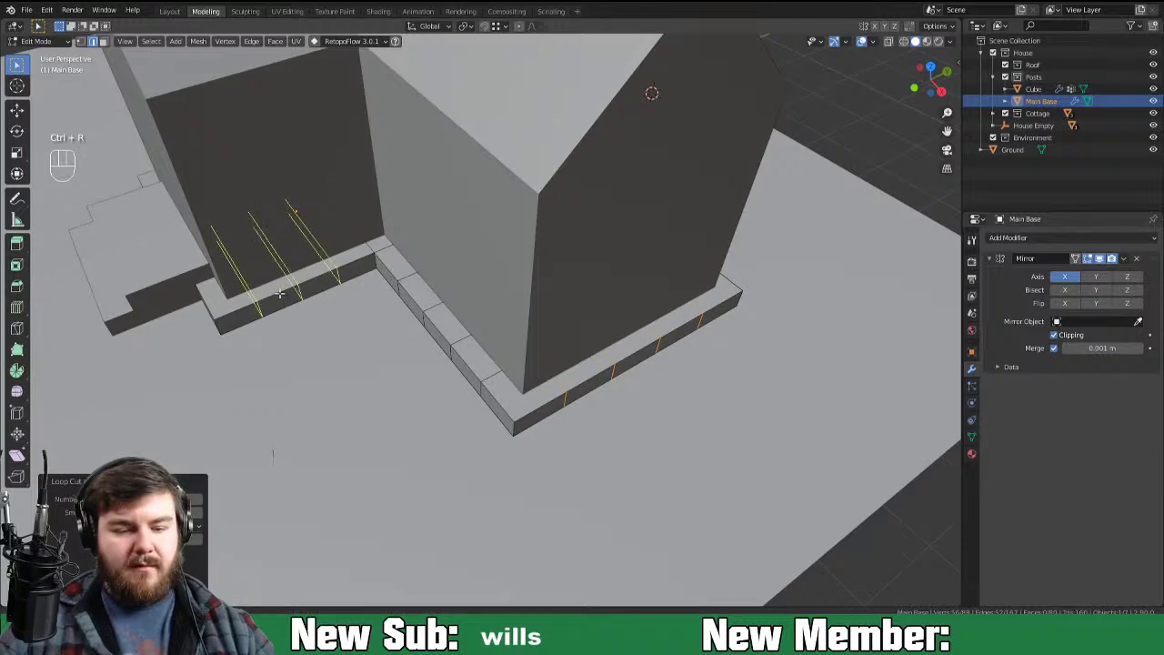
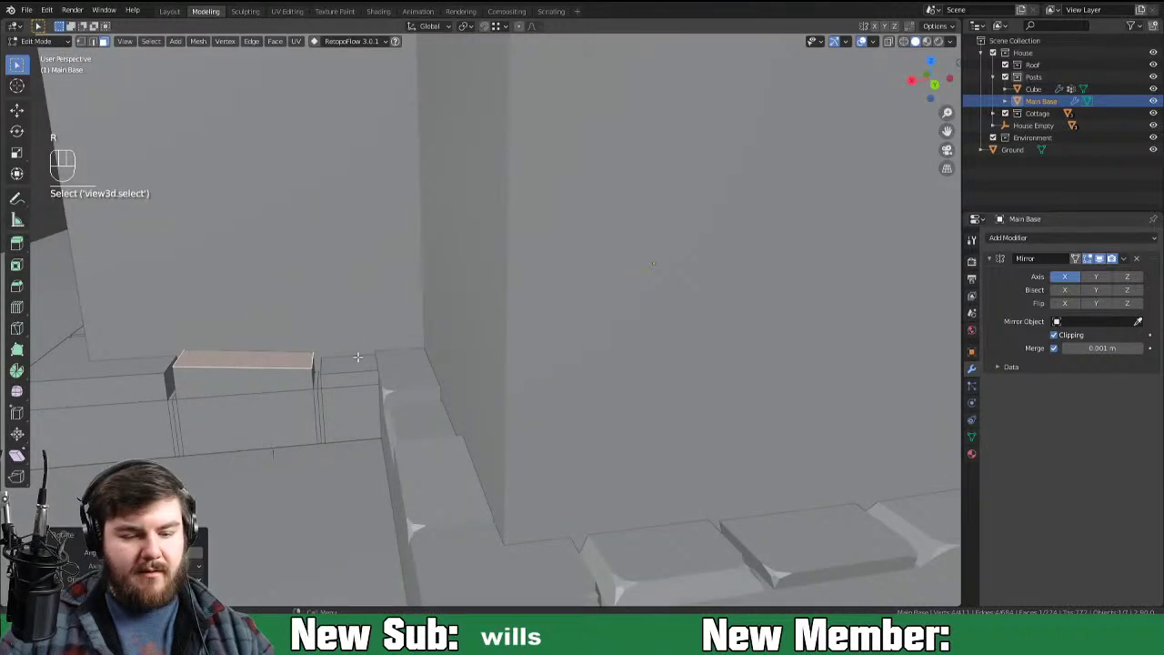
# Step: Lower one stone's top face straight down and slide the corner stone's top face sideways
pyautogui.press('s')
pyautogui.press('g')
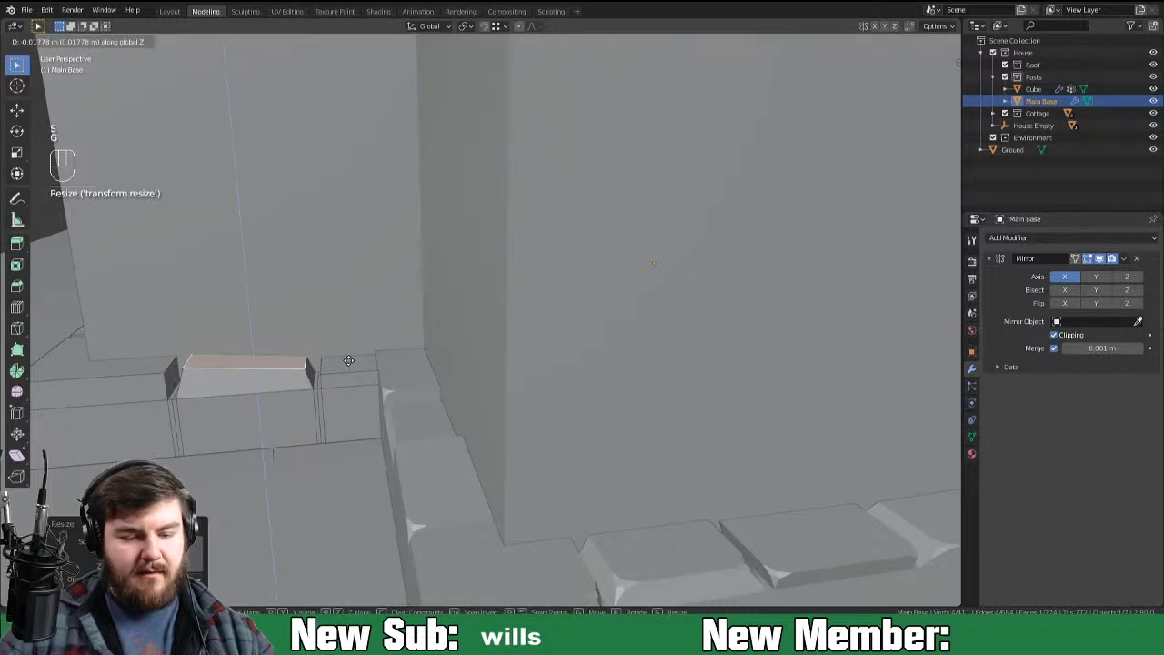
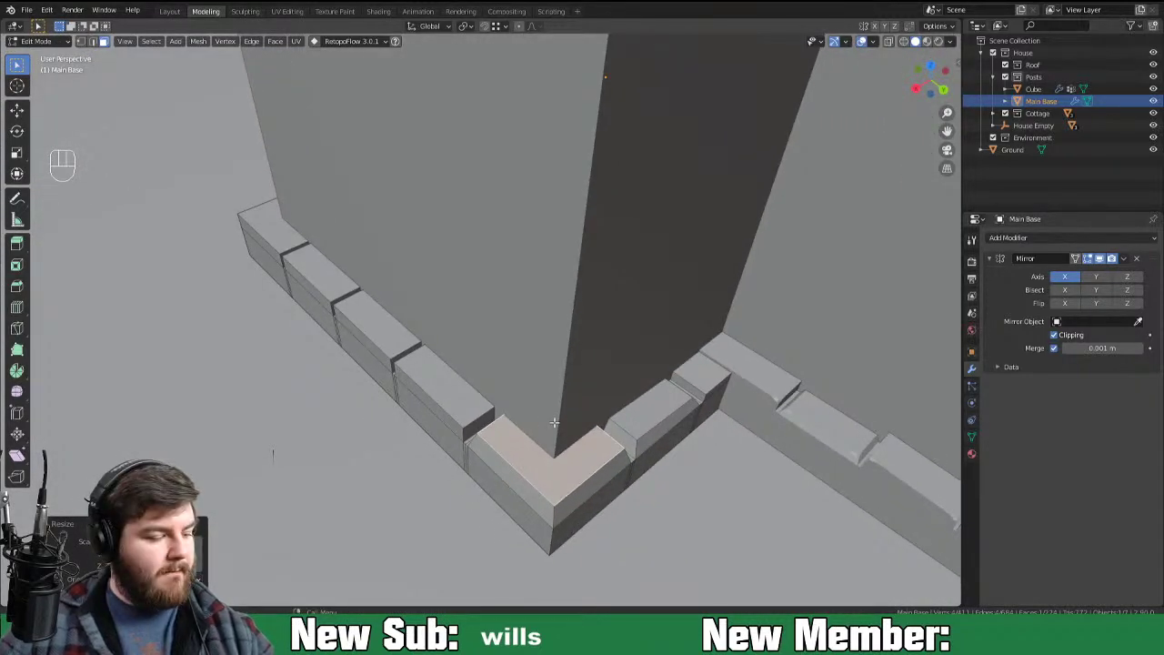
pyautogui.press('g')
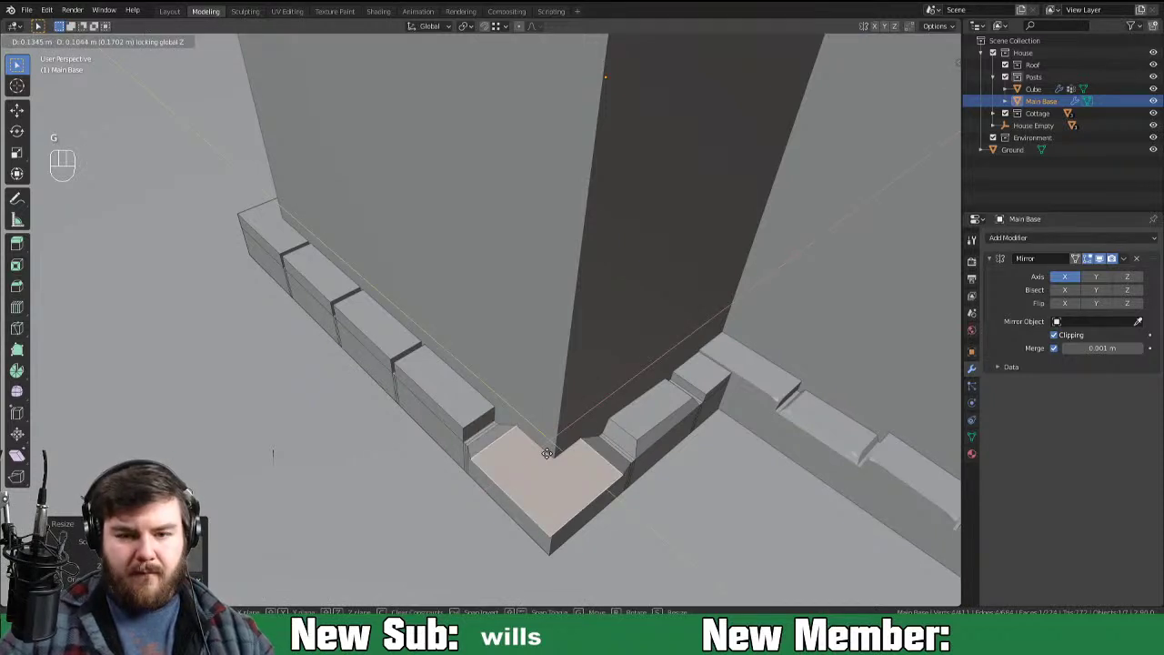
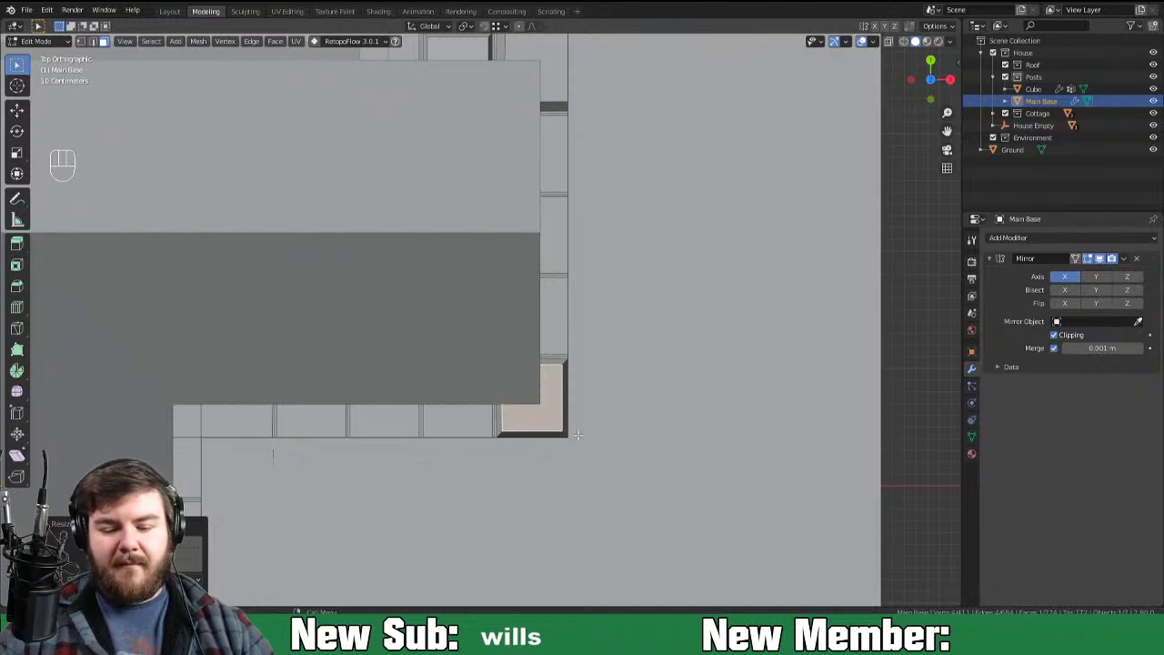
# Step: Slide the corner stone's top face horizontally and shift two more stone tops
pyautogui.press('g')
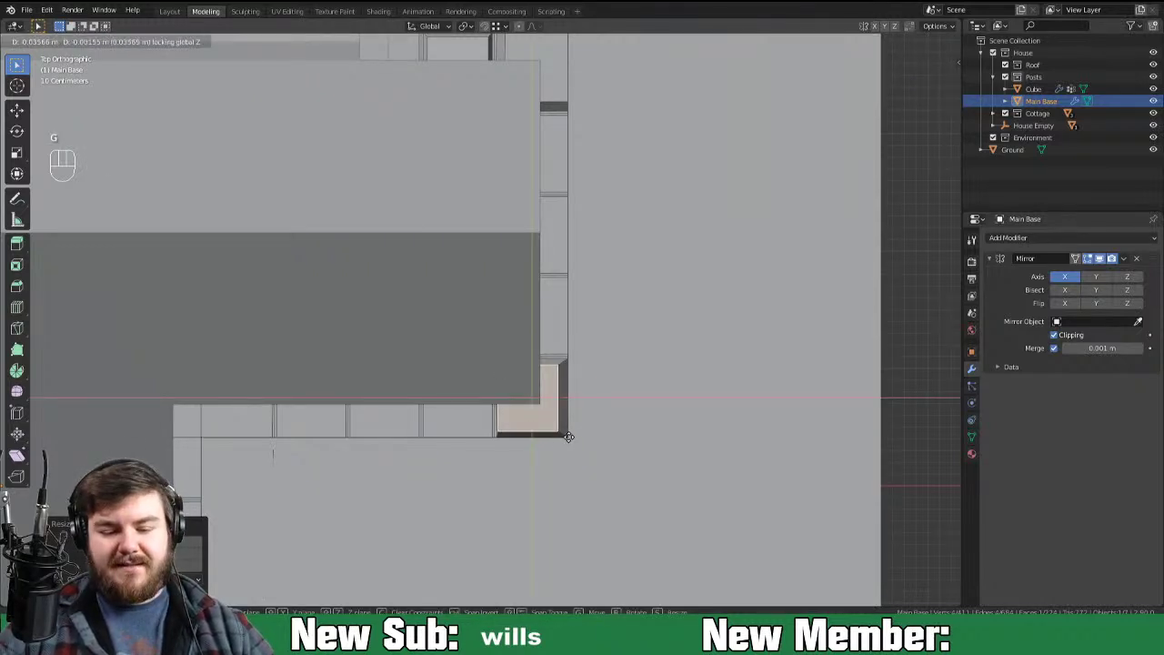
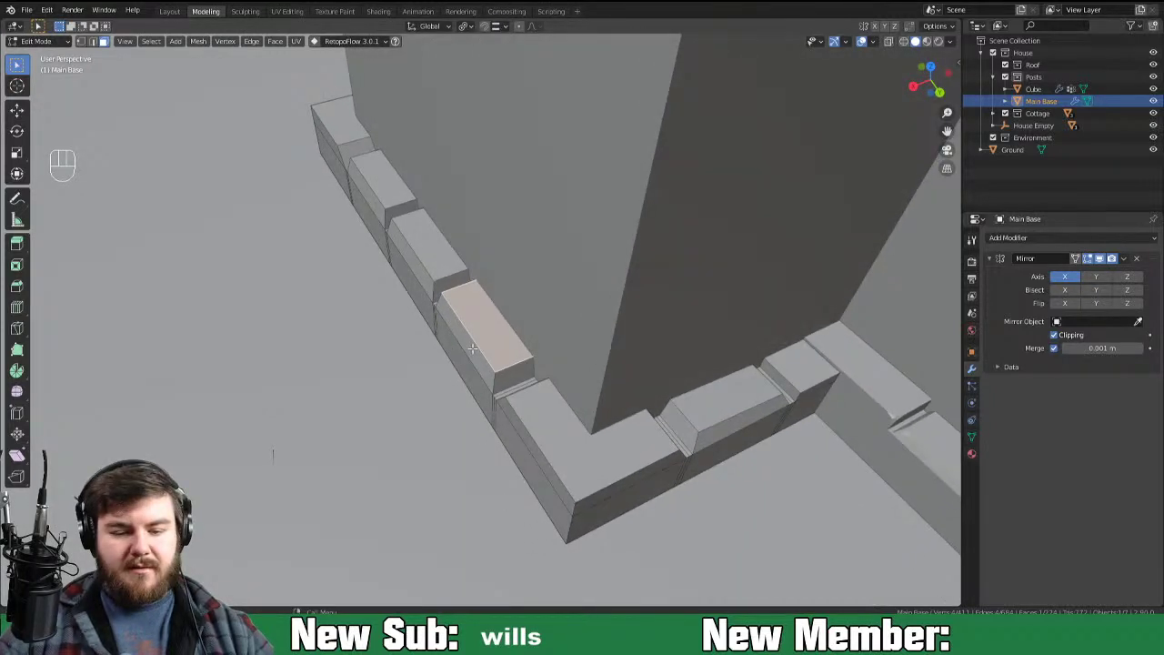
pyautogui.press('g')
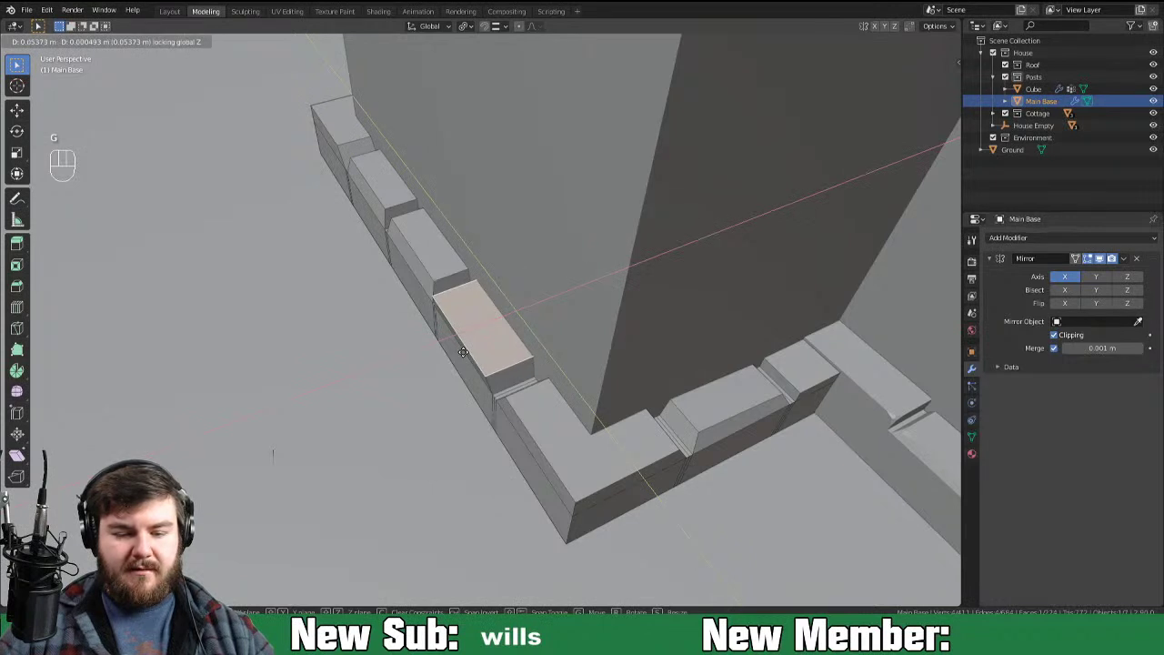
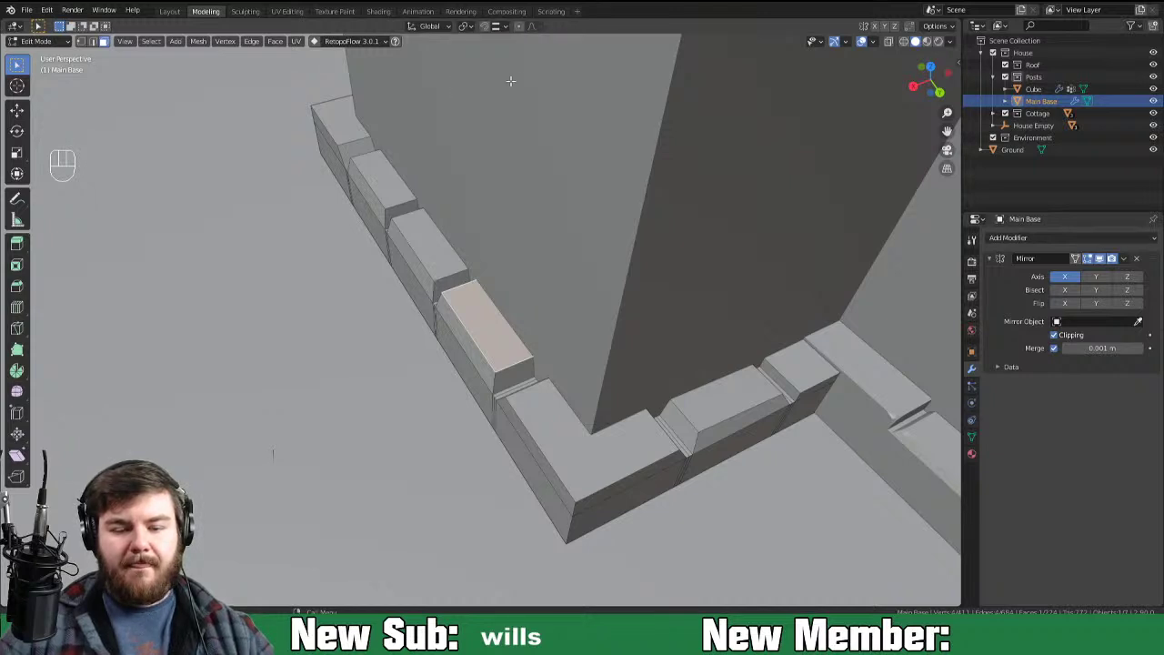
pyautogui.press('g')
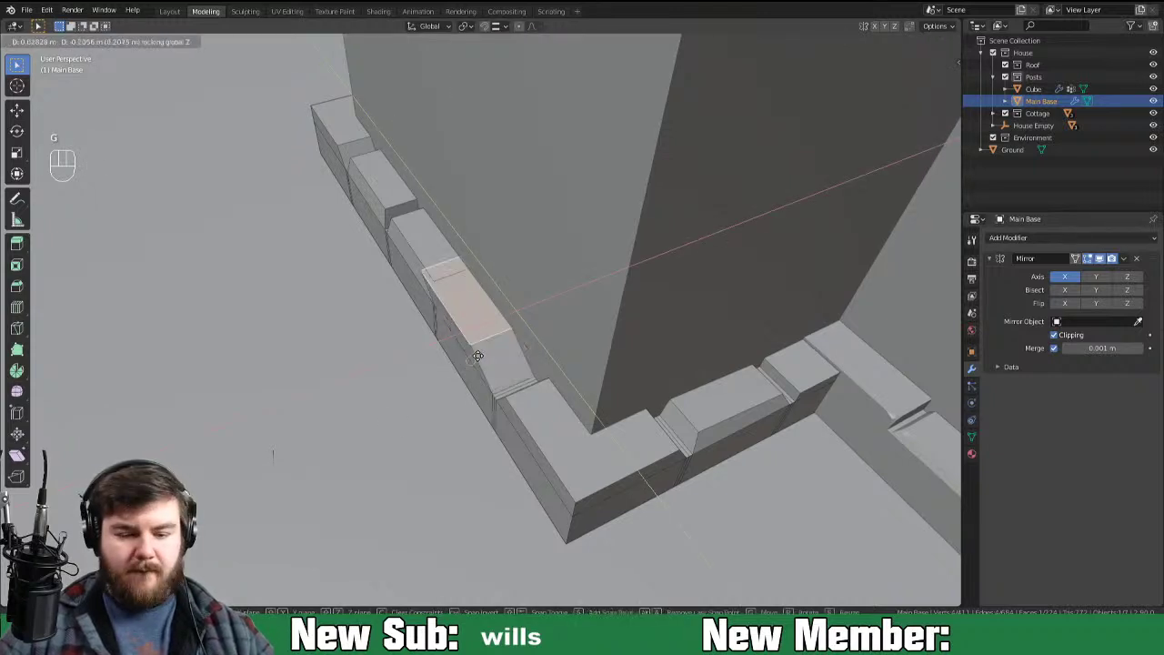
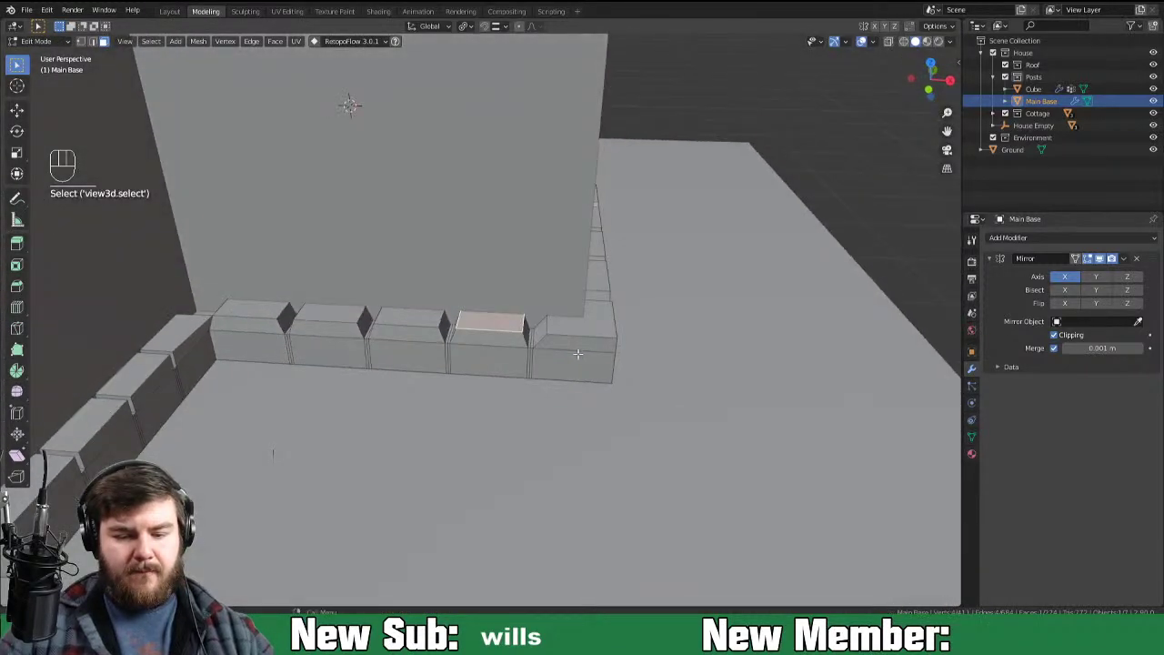
# Step: Tilt a stone top, slide it along X, then shift and tilt another stone's top face
pyautogui.press('r')
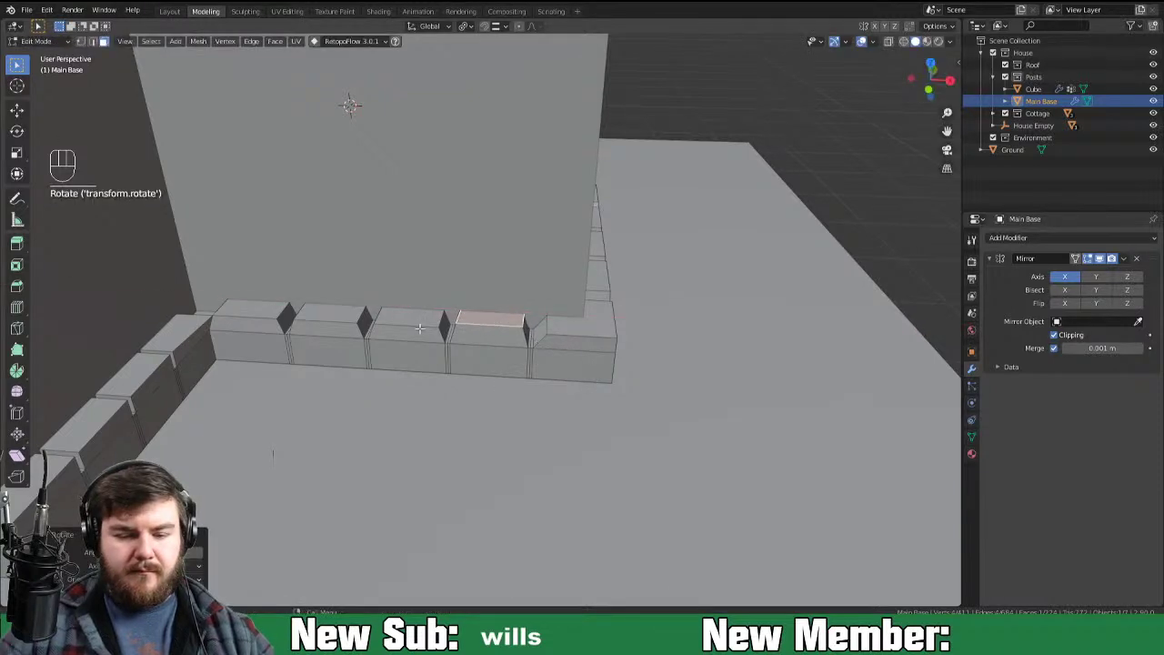
pyautogui.press('r')
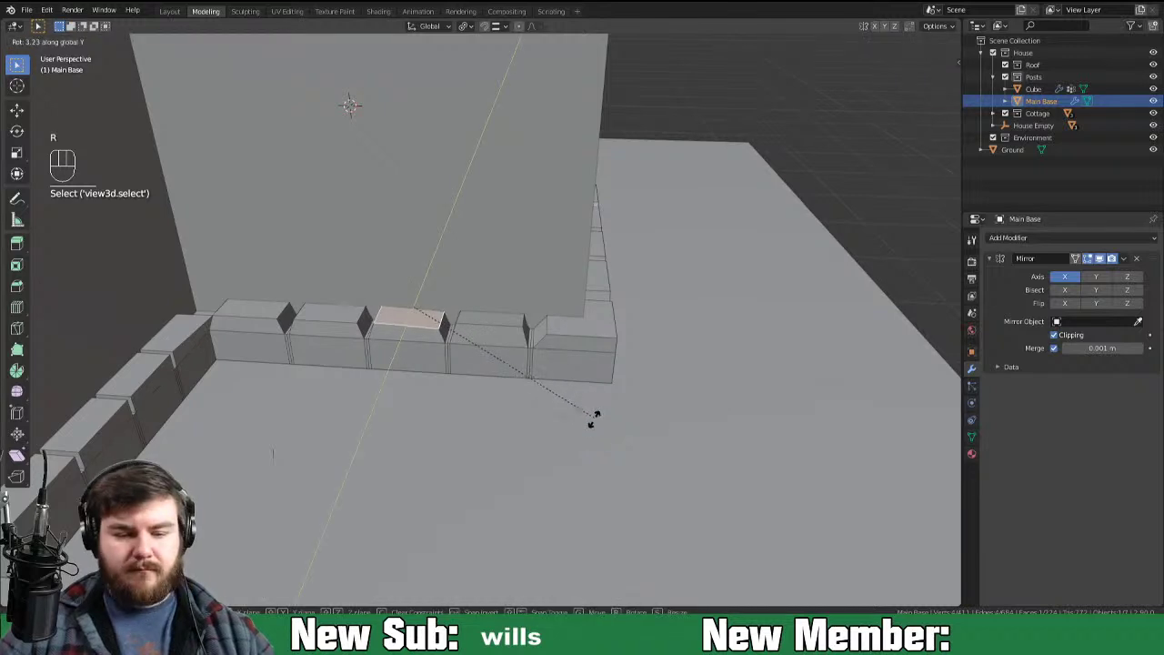
pyautogui.press('s')
pyautogui.press('g')
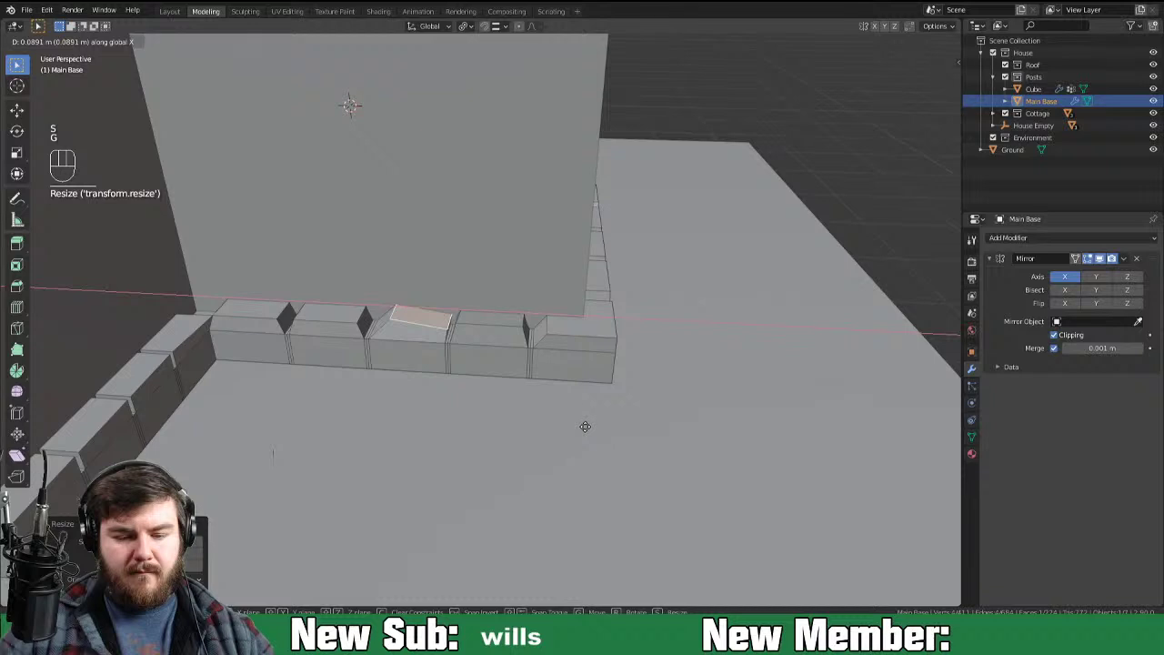
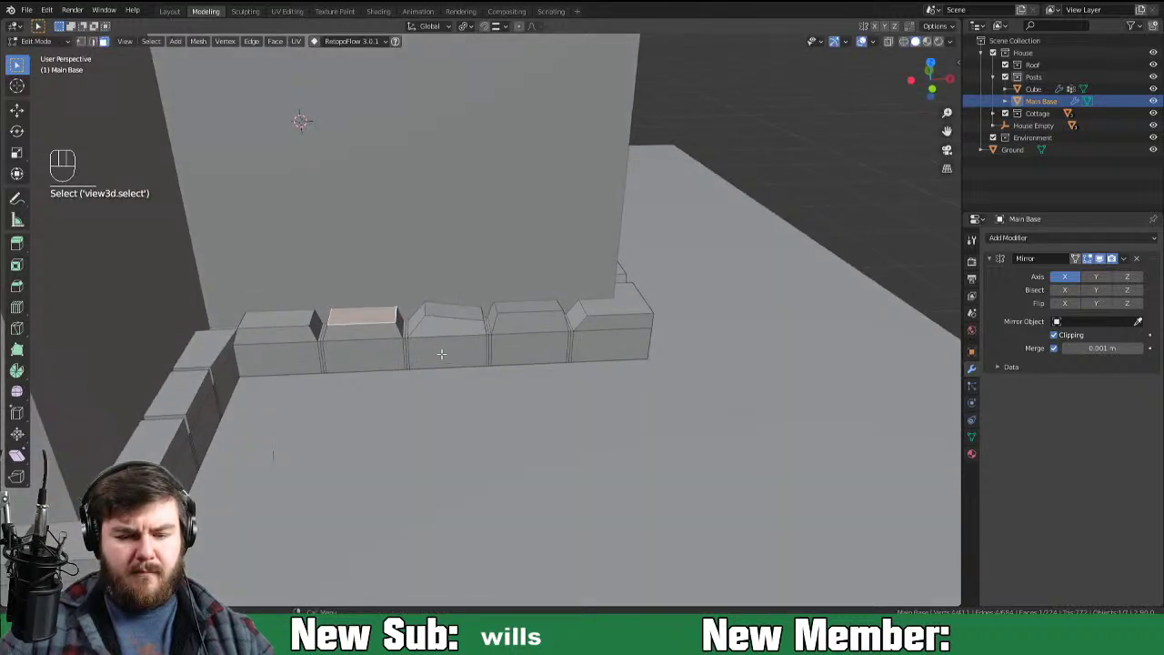
pyautogui.press('g')
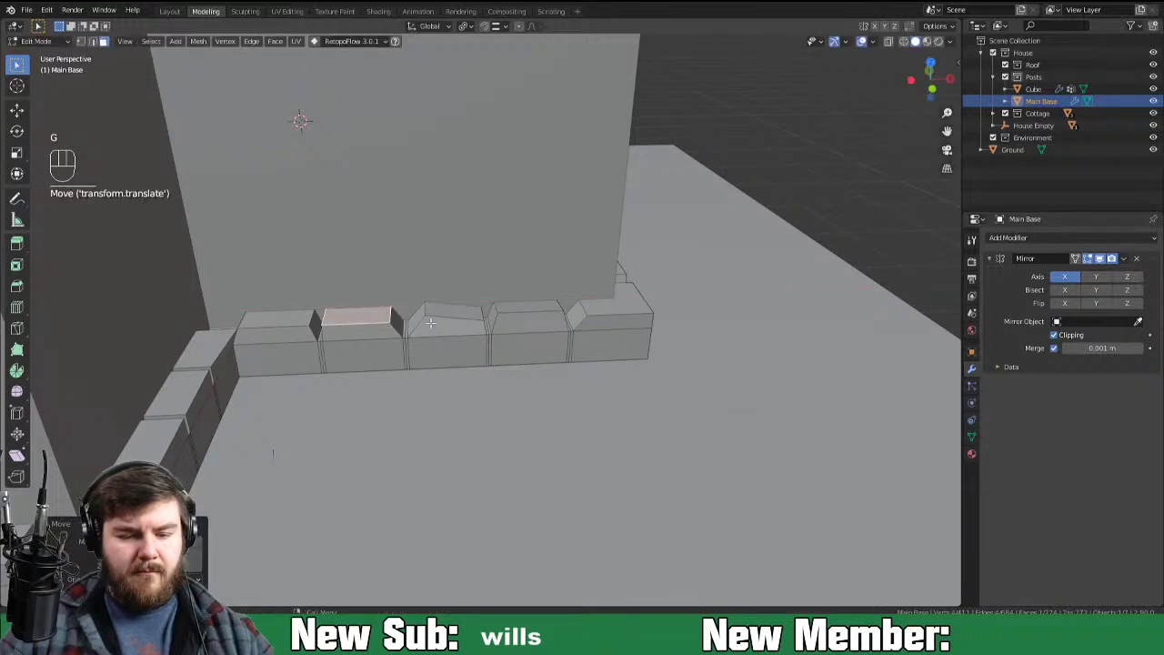
pyautogui.press('r')
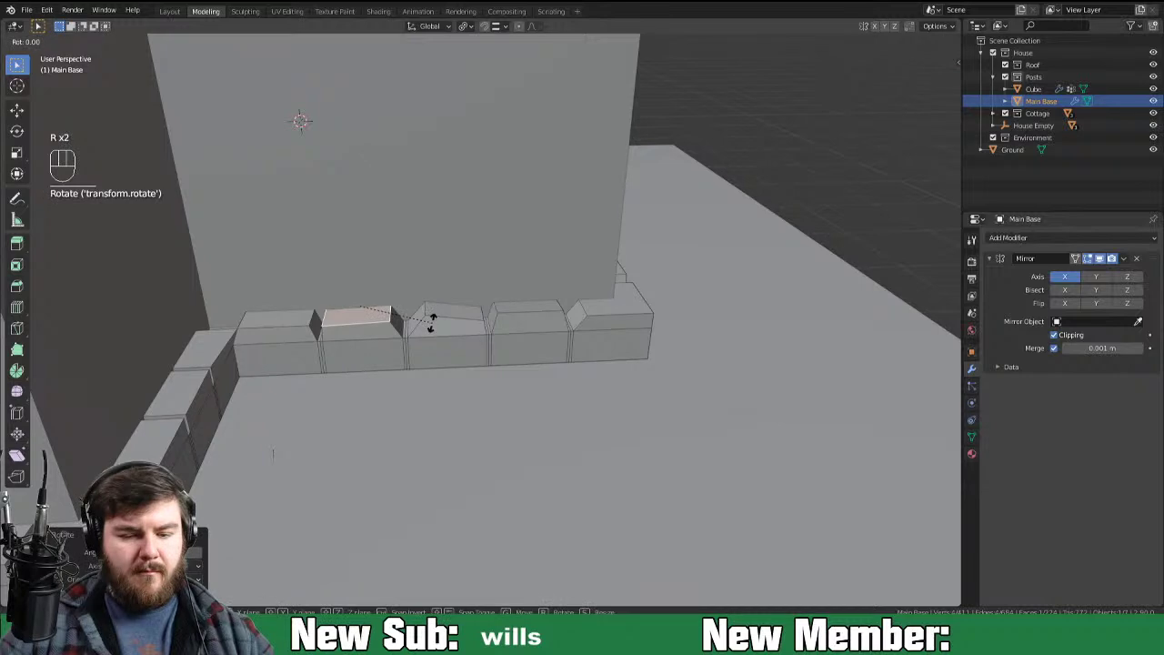
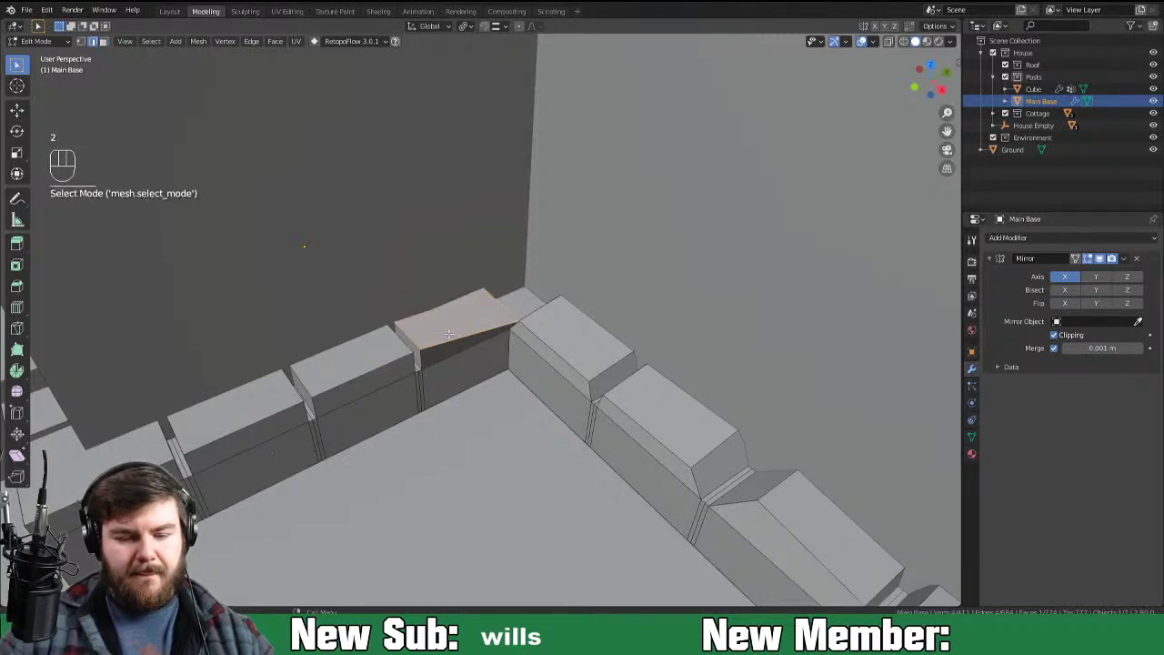
# Step: Slope a stone top with an edge slide, narrow it along X and move it along X
pyautogui.press('g')
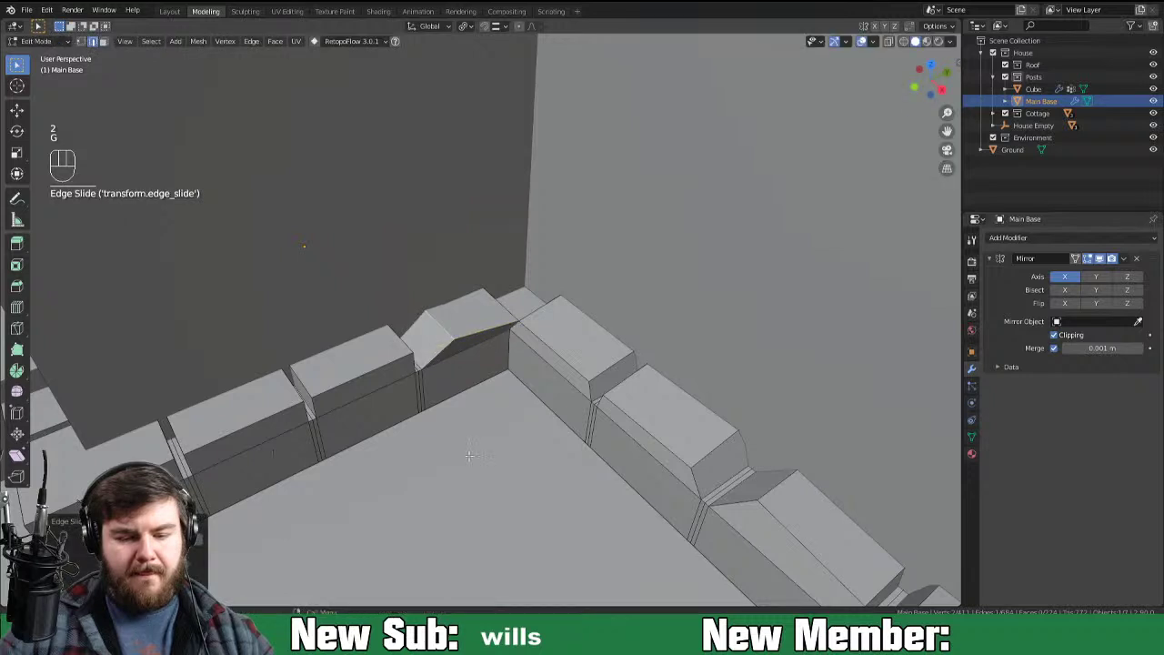
pyautogui.press('3')
pyautogui.press('s')
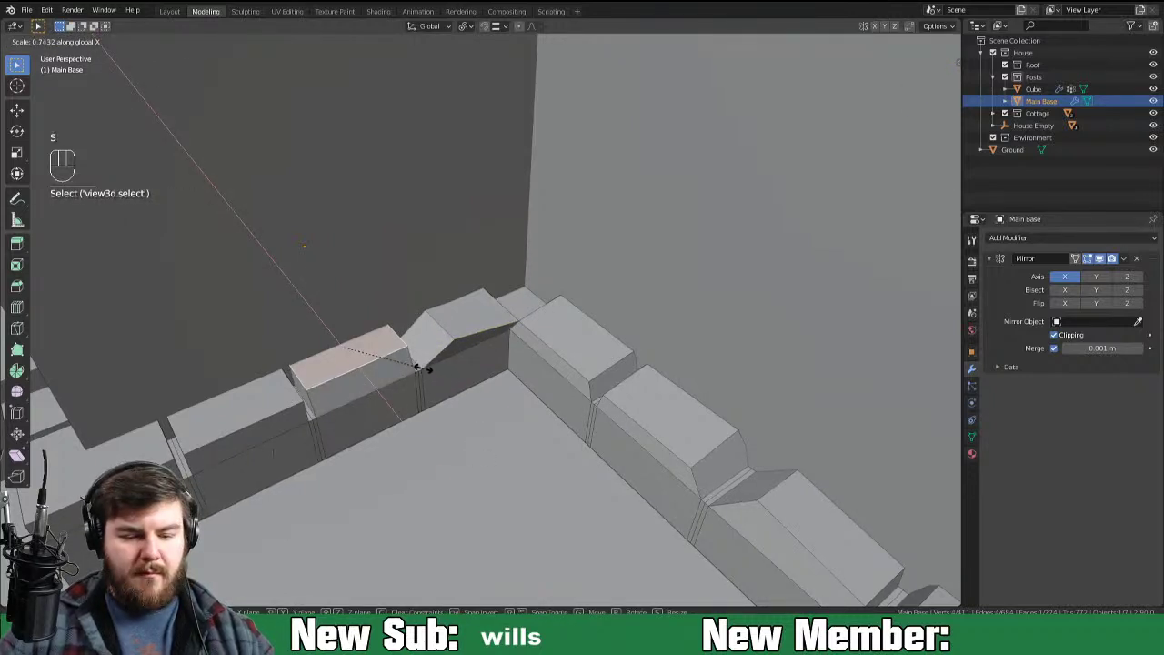
pyautogui.press('g')
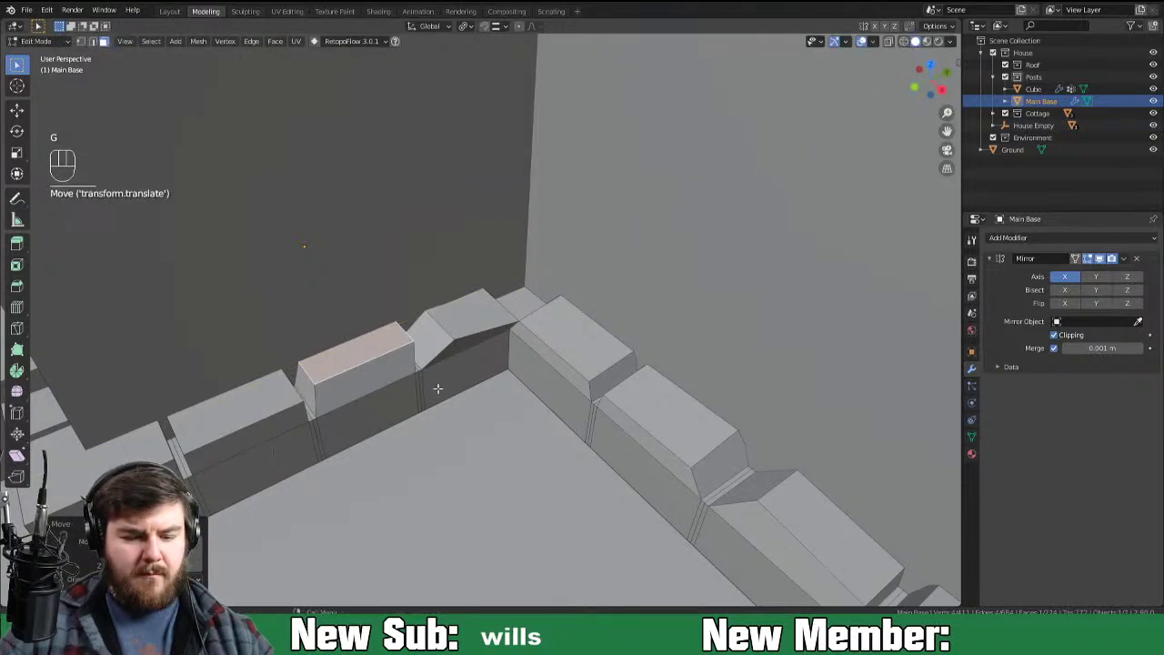
pyautogui.press('g')
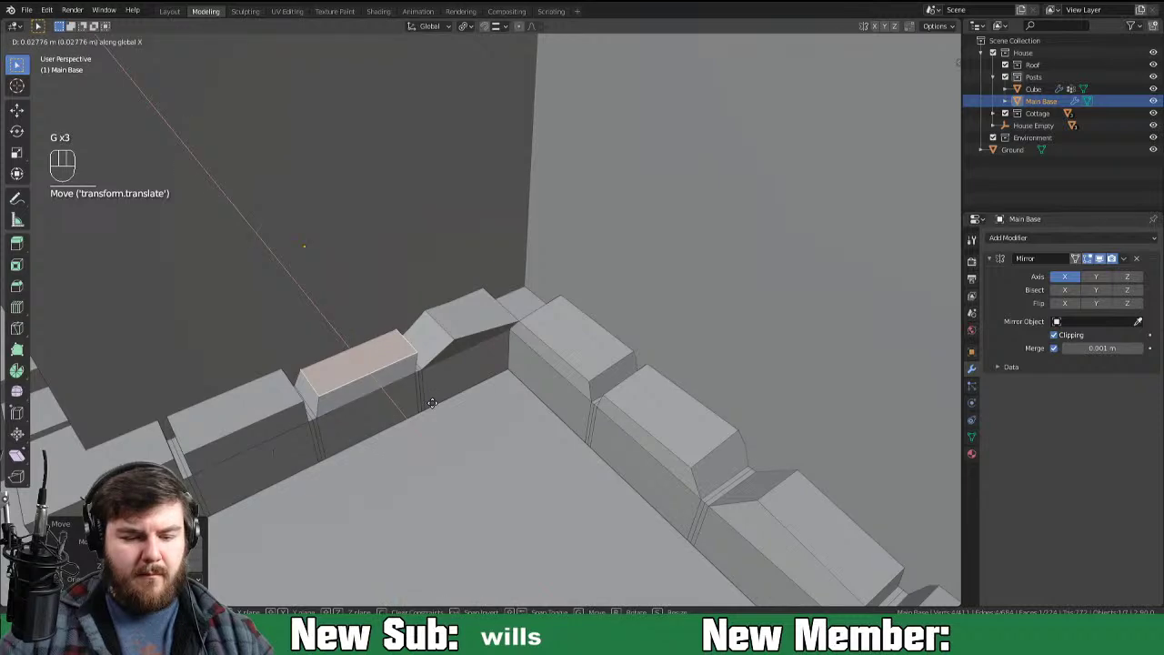
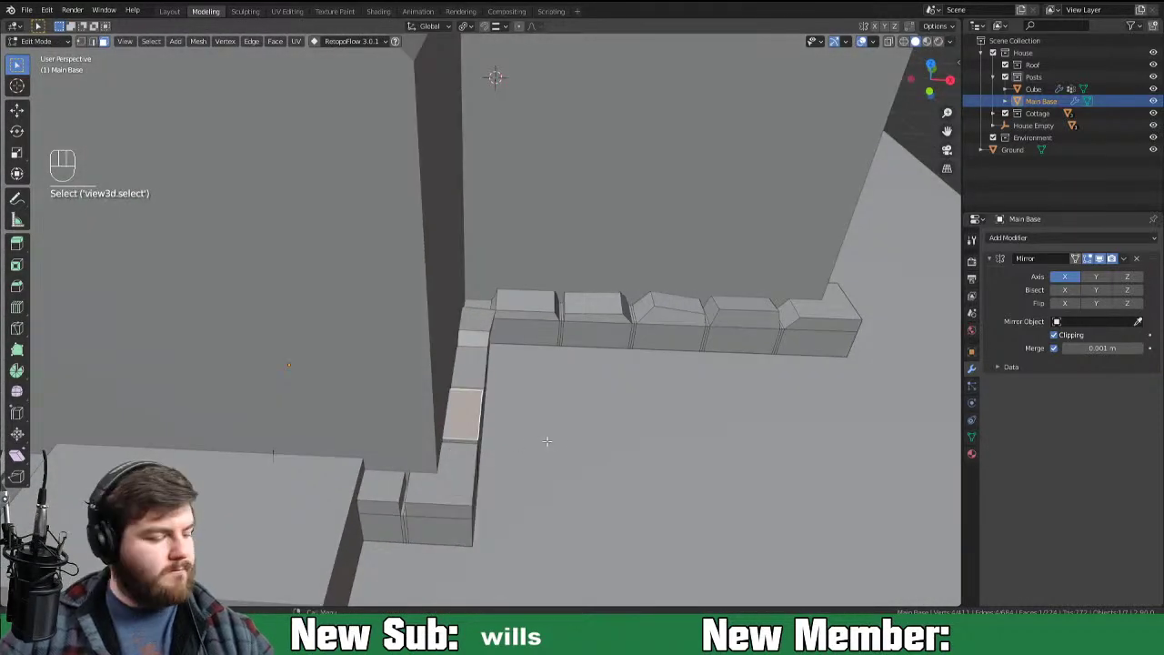
# Step: Shift, shrink and tilt the corner stone's top face
pyautogui.press('g')
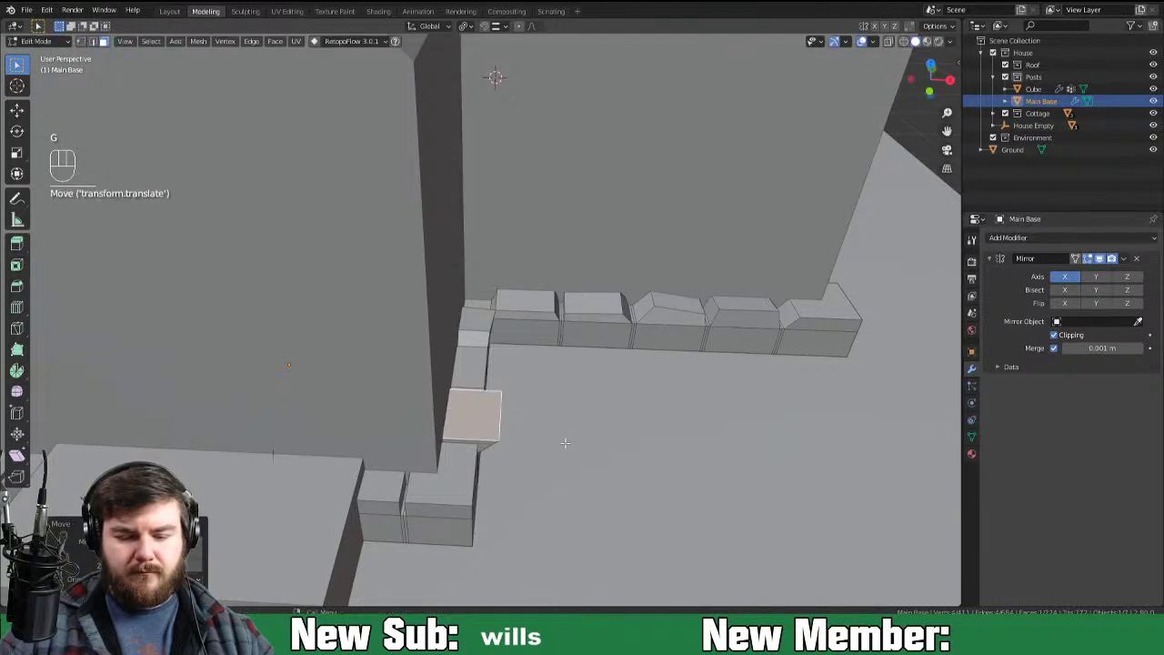
pyautogui.press('s')
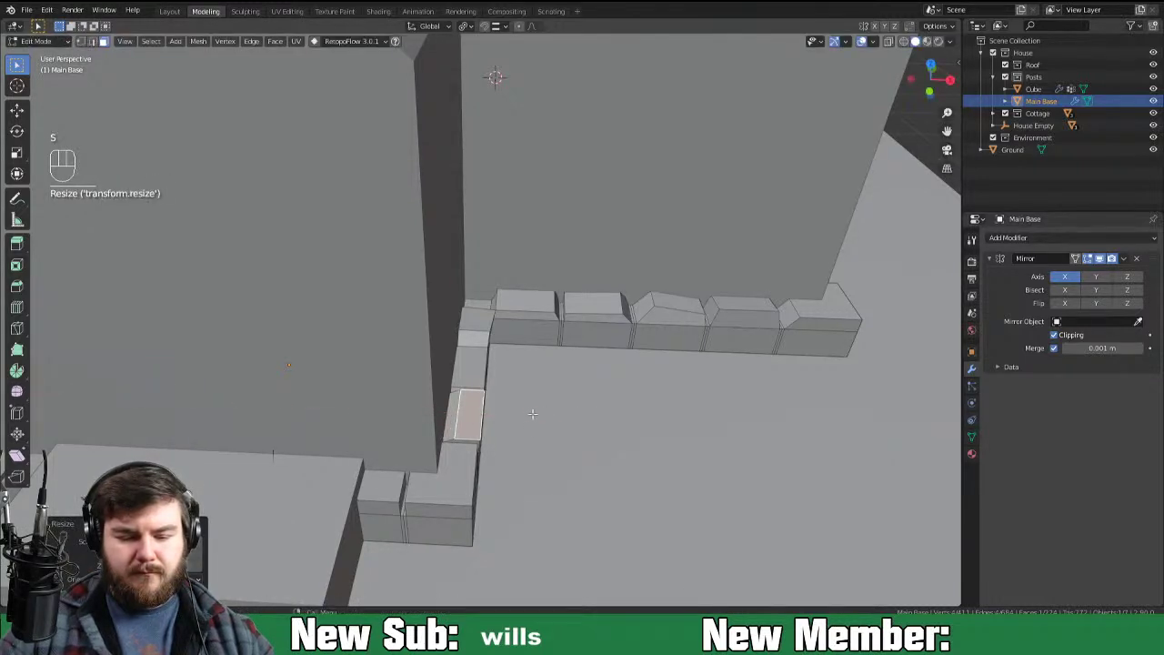
pyautogui.press('r')
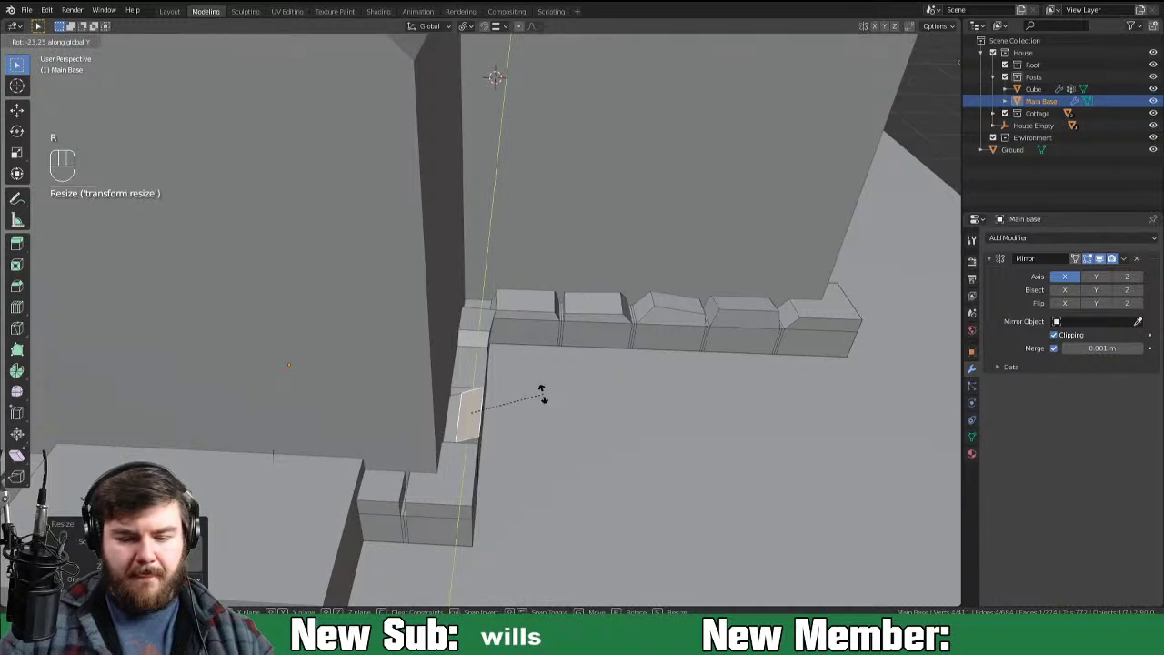
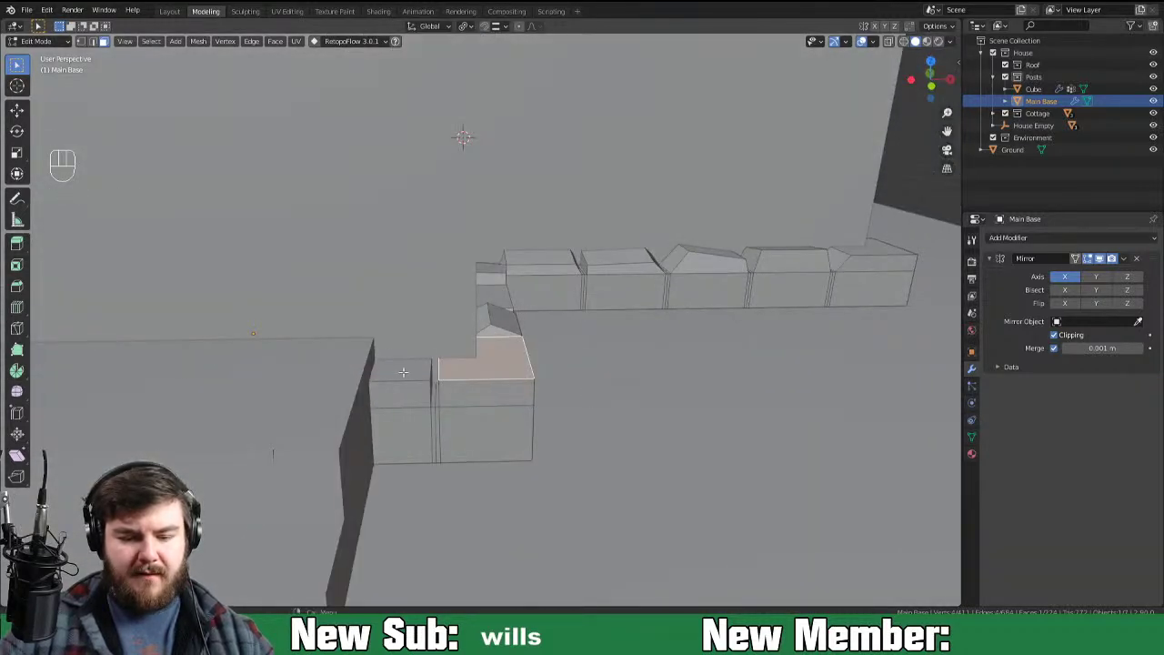
pyautogui.press('r')
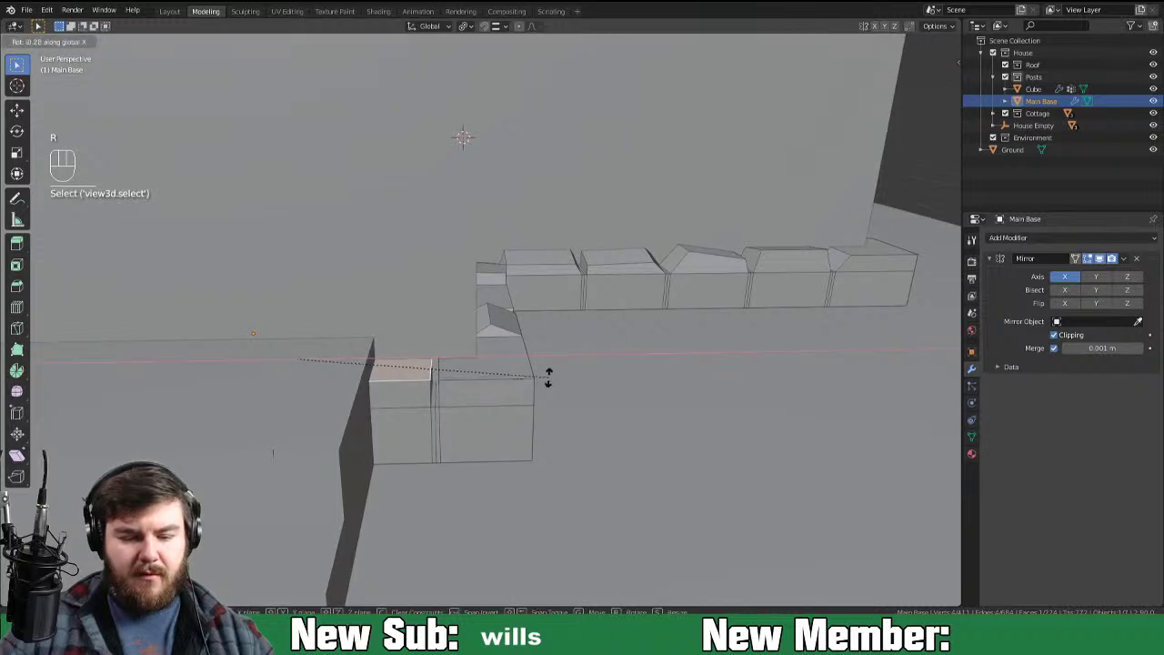
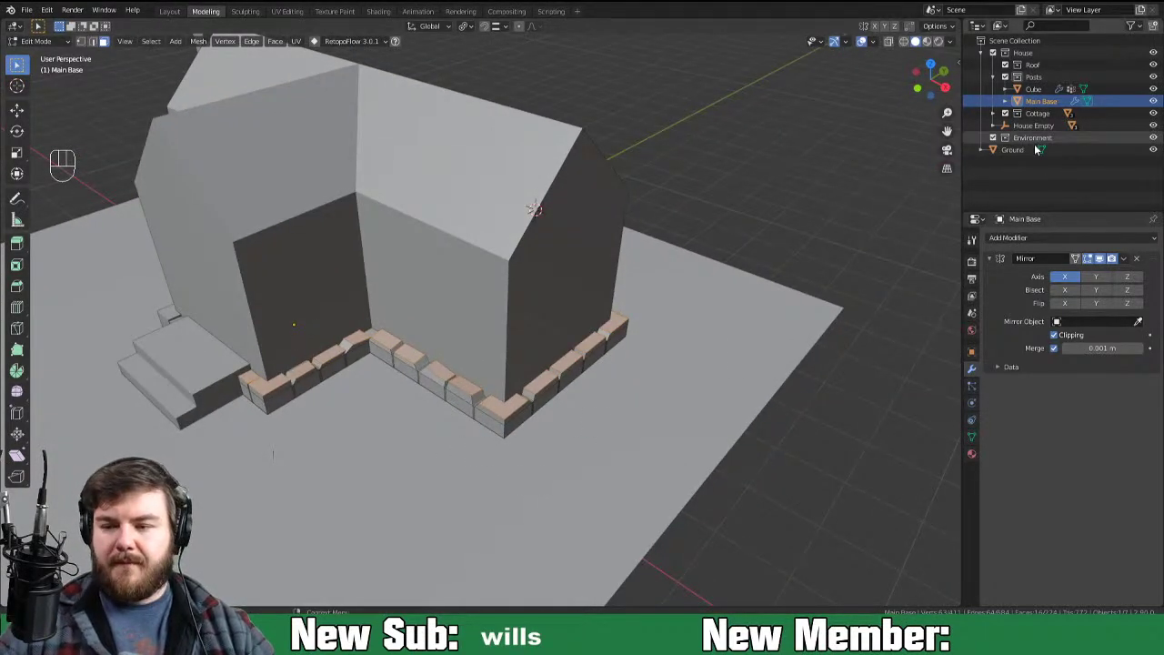
# Step: Add a new vertex group named bevel on the Main Base mesh data
pyautogui.click(971, 451)
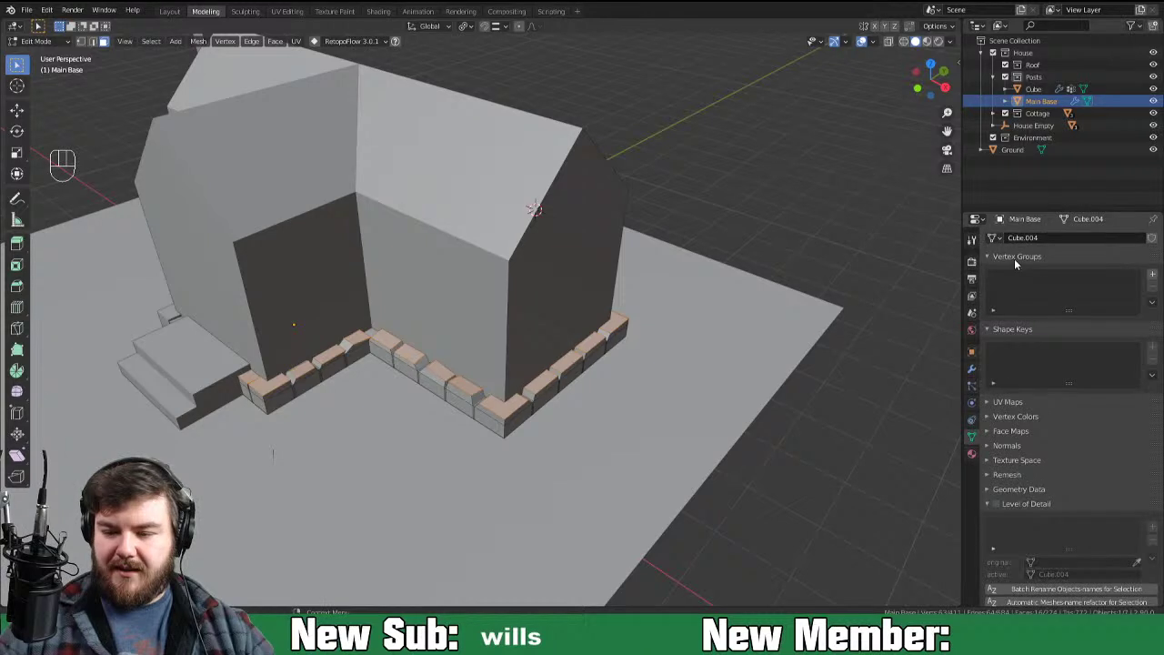
pyautogui.click(1155, 286)
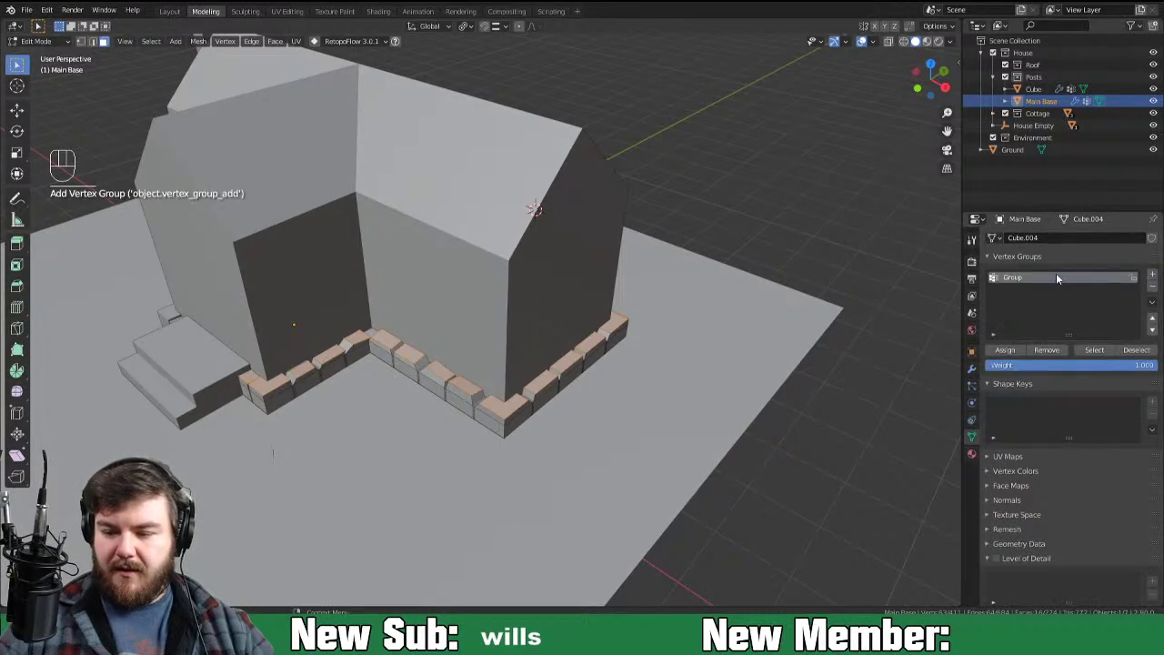
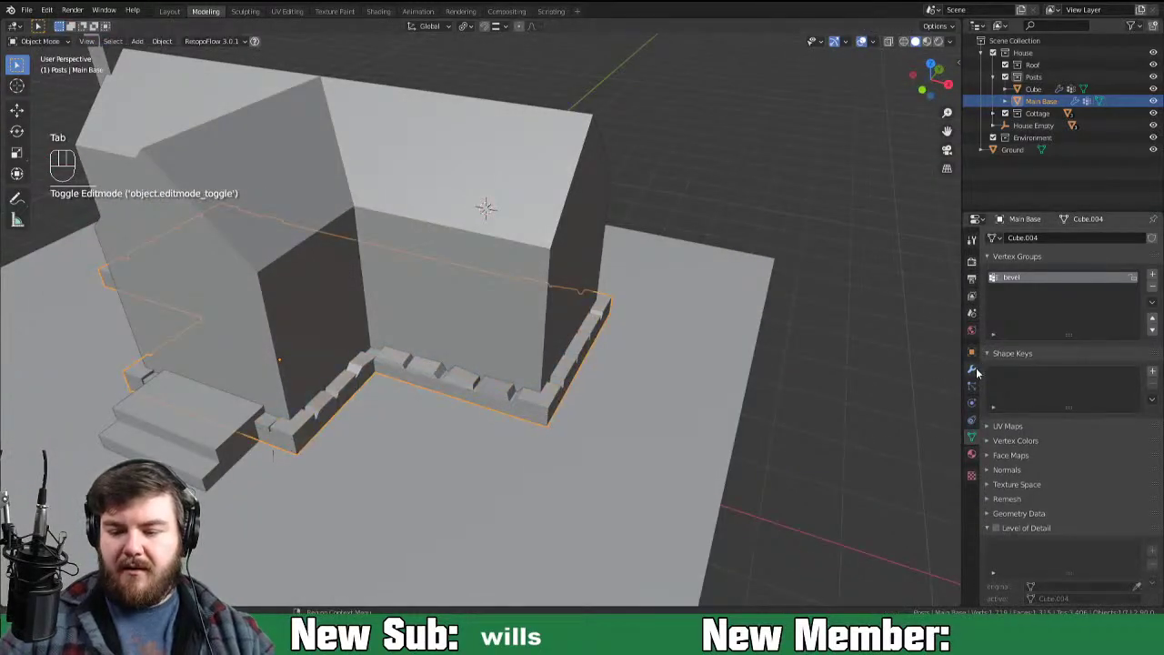
# Step: Add a Bevel modifier on vertices to Main Base, limited to the bevel vertex group
pyautogui.moveTo(1037, 240); pyautogui.dragTo(915, 282)
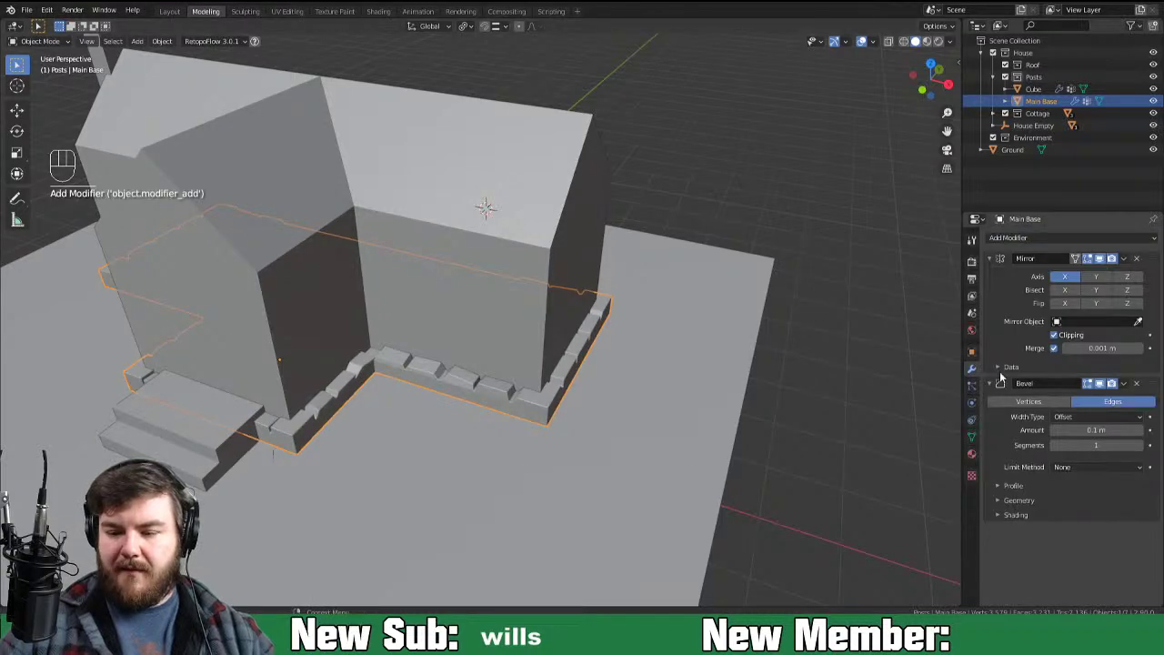
pyautogui.click(1037, 411)
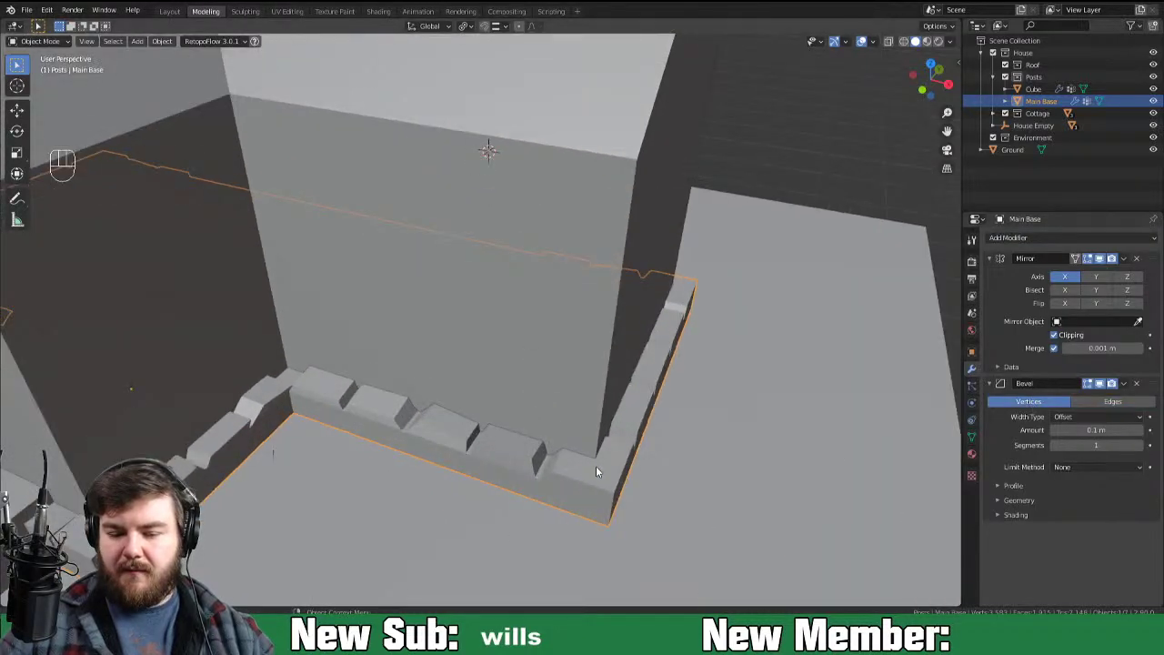
pyautogui.moveTo(655, 440); pyautogui.dragTo(652, 395)
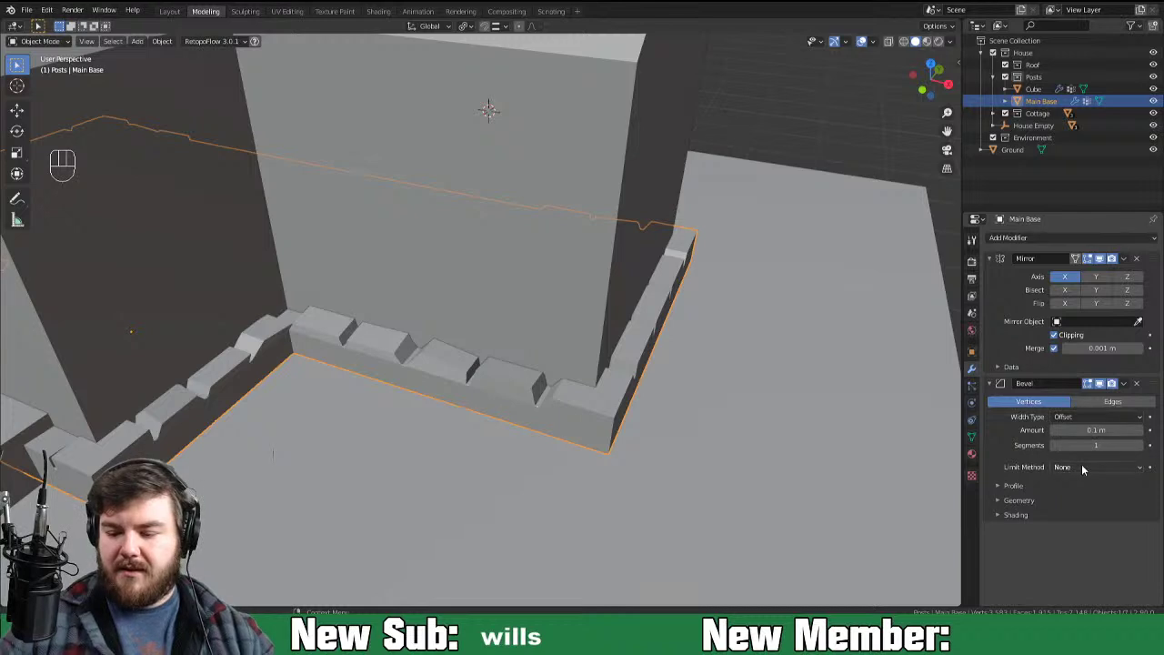
pyautogui.moveTo(1084, 473); pyautogui.dragTo(1070, 526)
pyautogui.moveTo(1061, 493); pyautogui.dragTo(1059, 508)
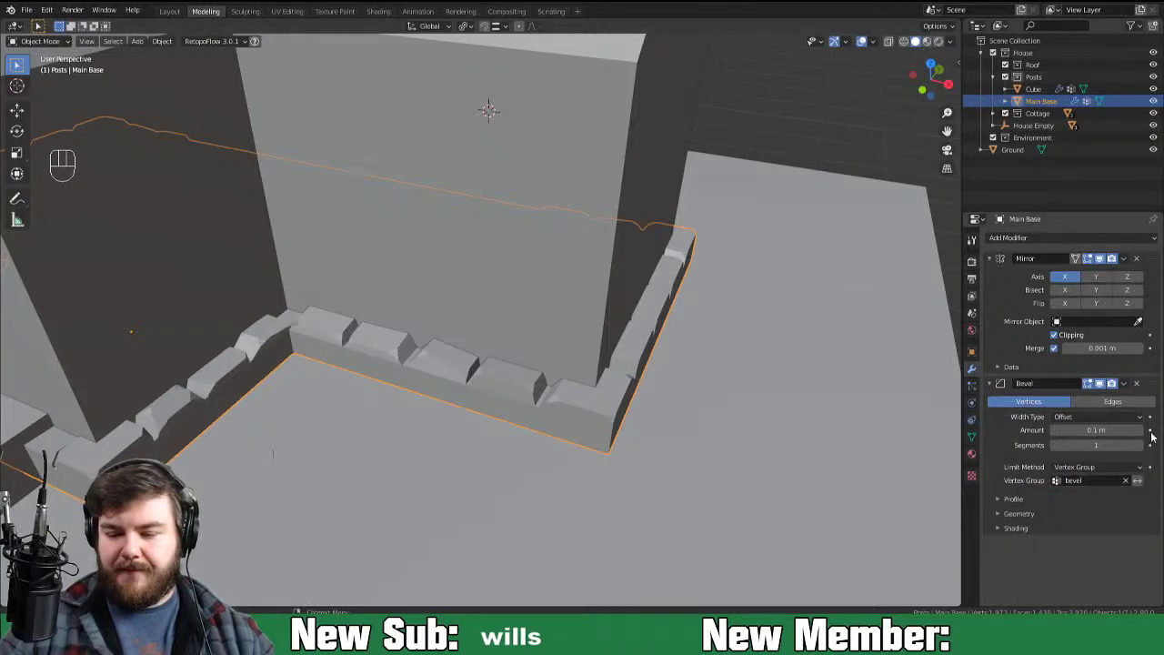
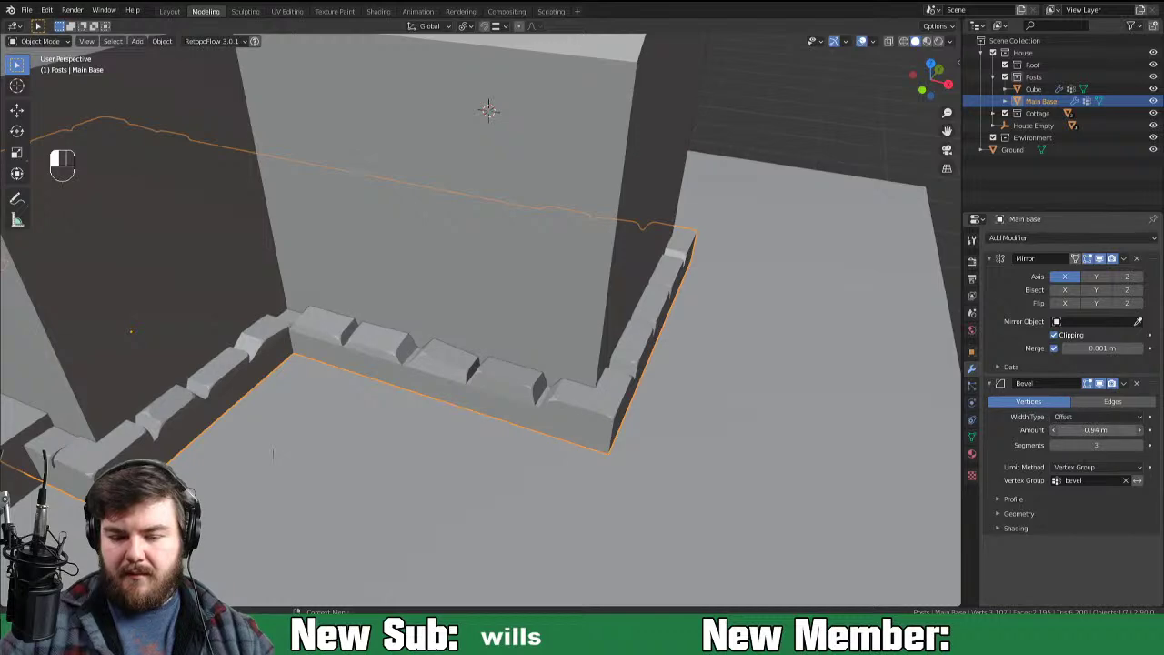
pyautogui.moveTo(773, 493); pyautogui.dragTo(587, 468)
pyautogui.moveTo(472, 469); pyautogui.dragTo(692, 479)
# Step: Hide the Cottage object and look down on the exposed Main Base wall ring
pyautogui.press('Tab')
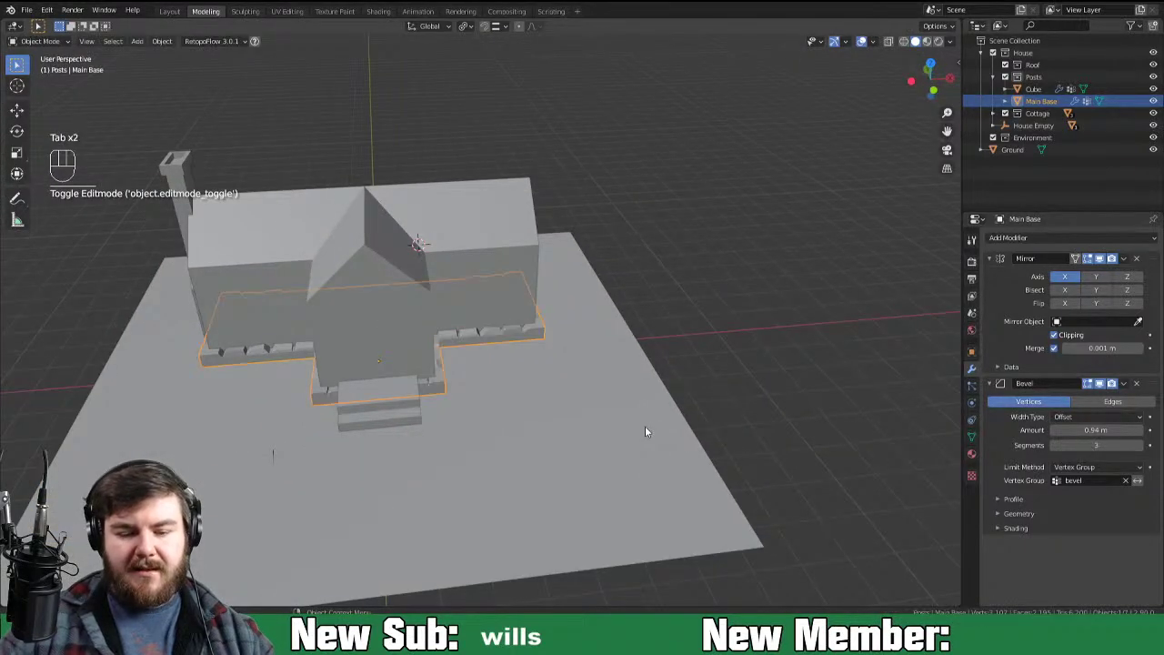
pyautogui.moveTo(627, 435); pyautogui.dragTo(586, 458)
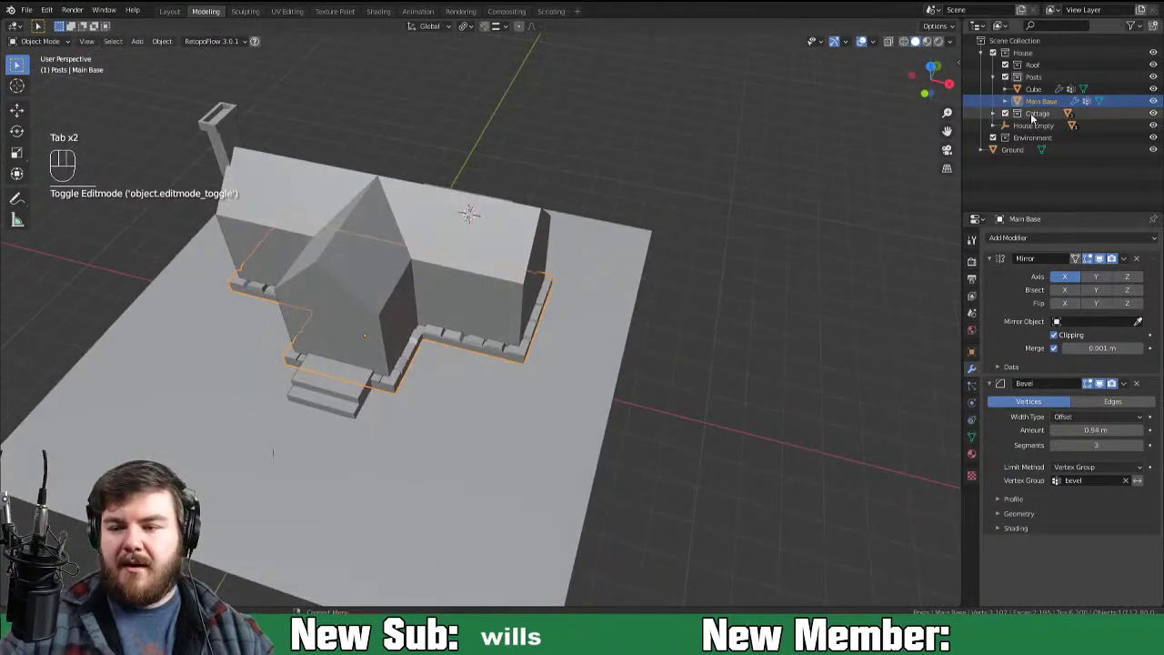
pyautogui.click(1008, 119)
pyautogui.moveTo(465, 479); pyautogui.dragTo(539, 475)
pyautogui.middleClick(549, 334)
# Step: In Edit Mode on Main Base, select the inner floor faces and delete them
pyautogui.press('Tab')
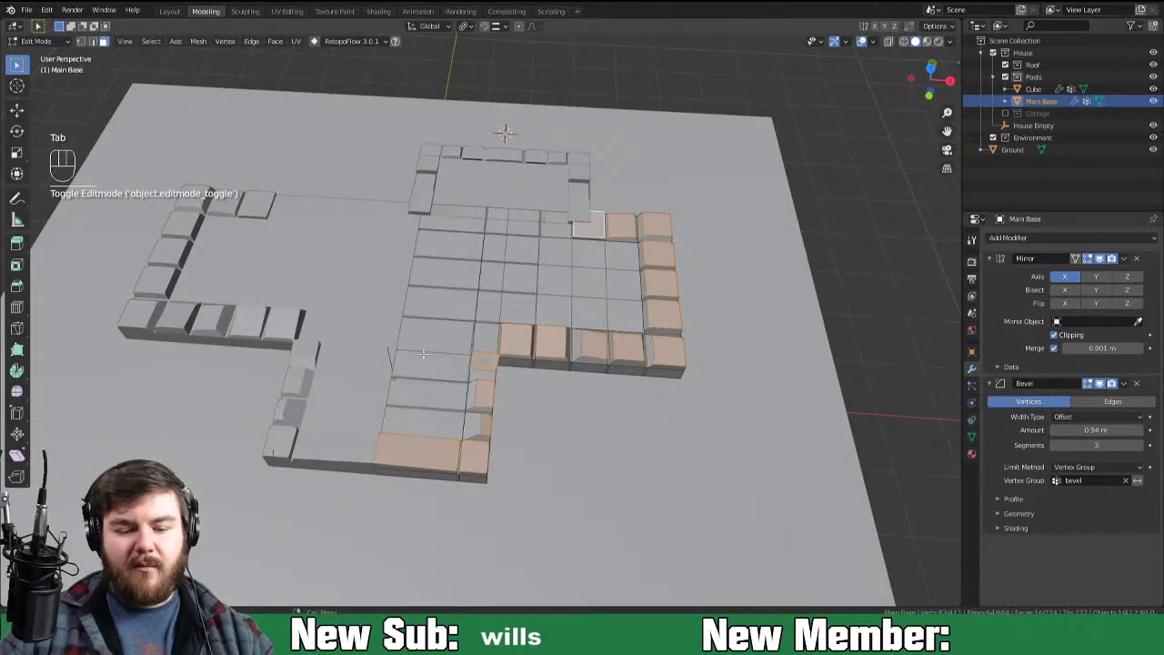
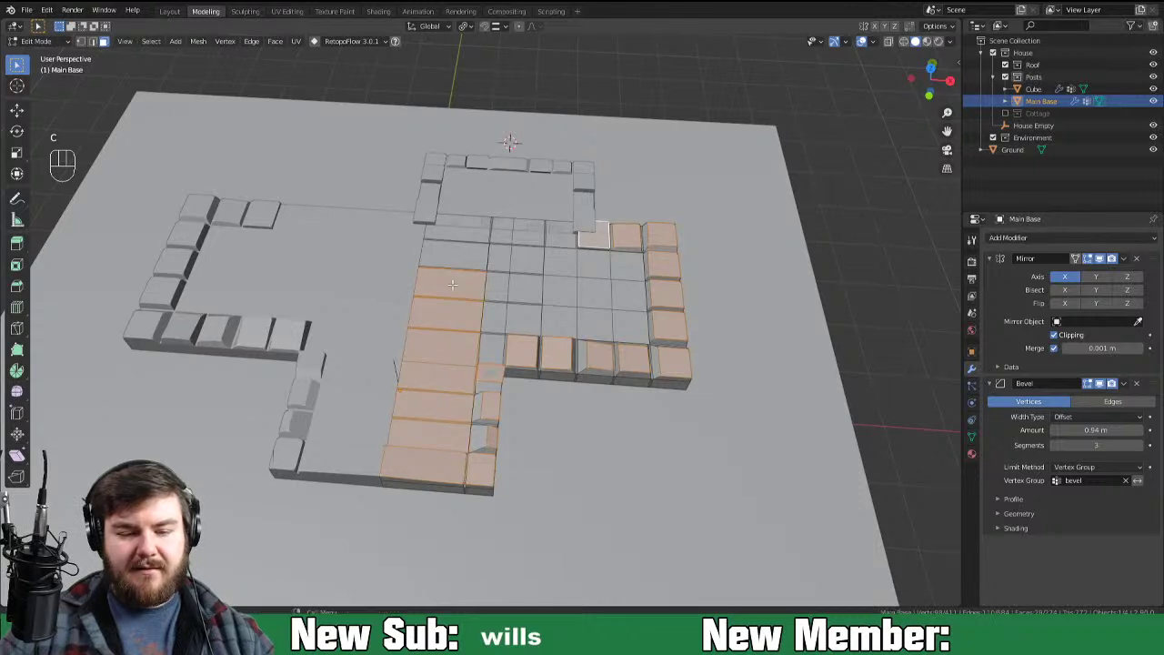
pyautogui.press('c')
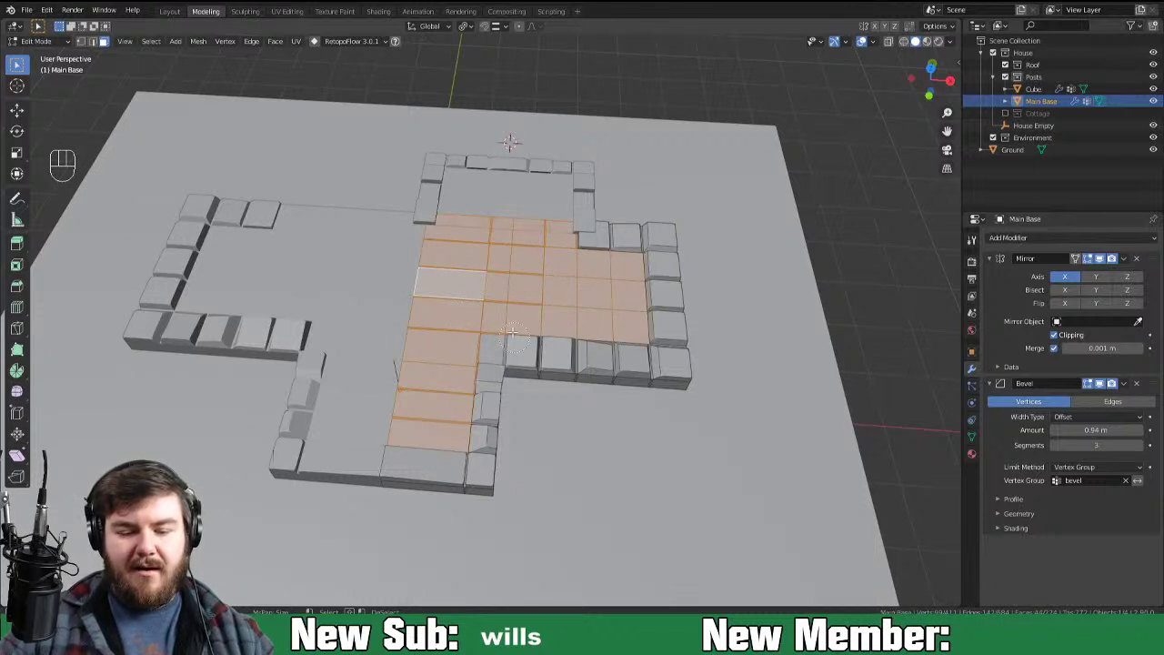
pyautogui.press('x')
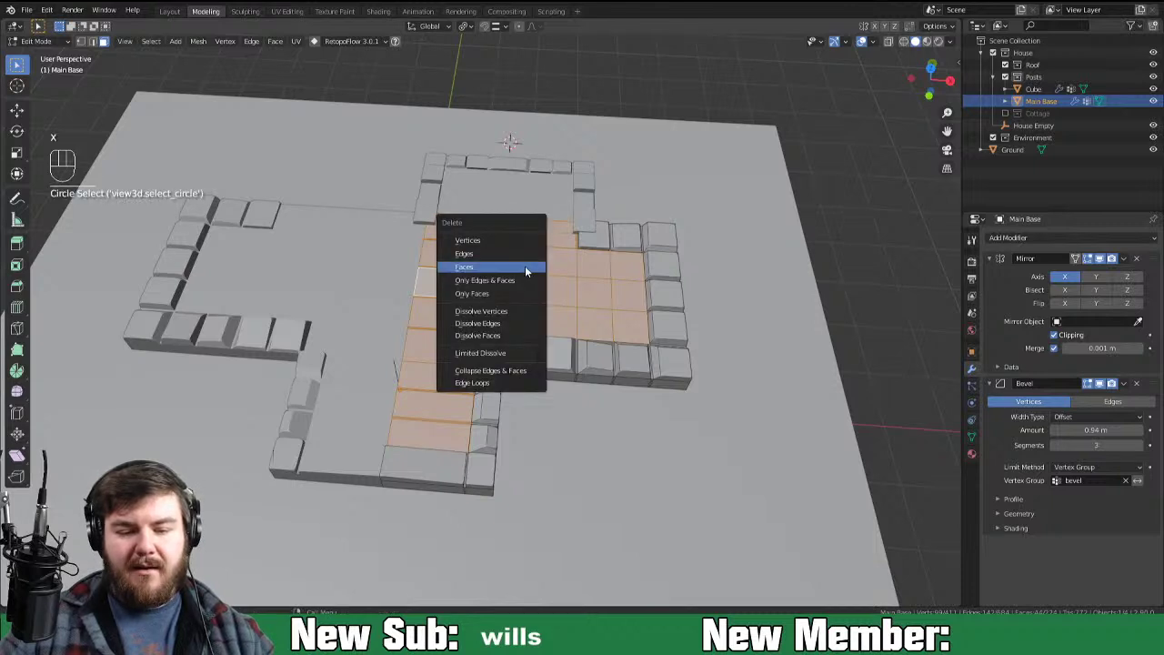
pyautogui.press('c')
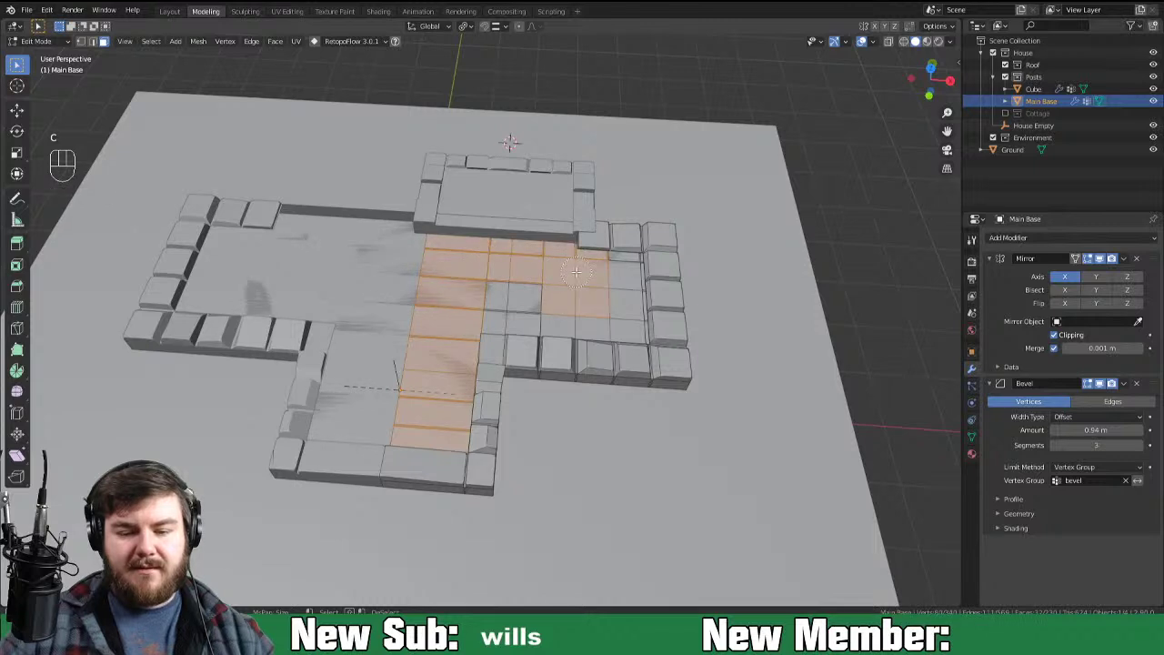
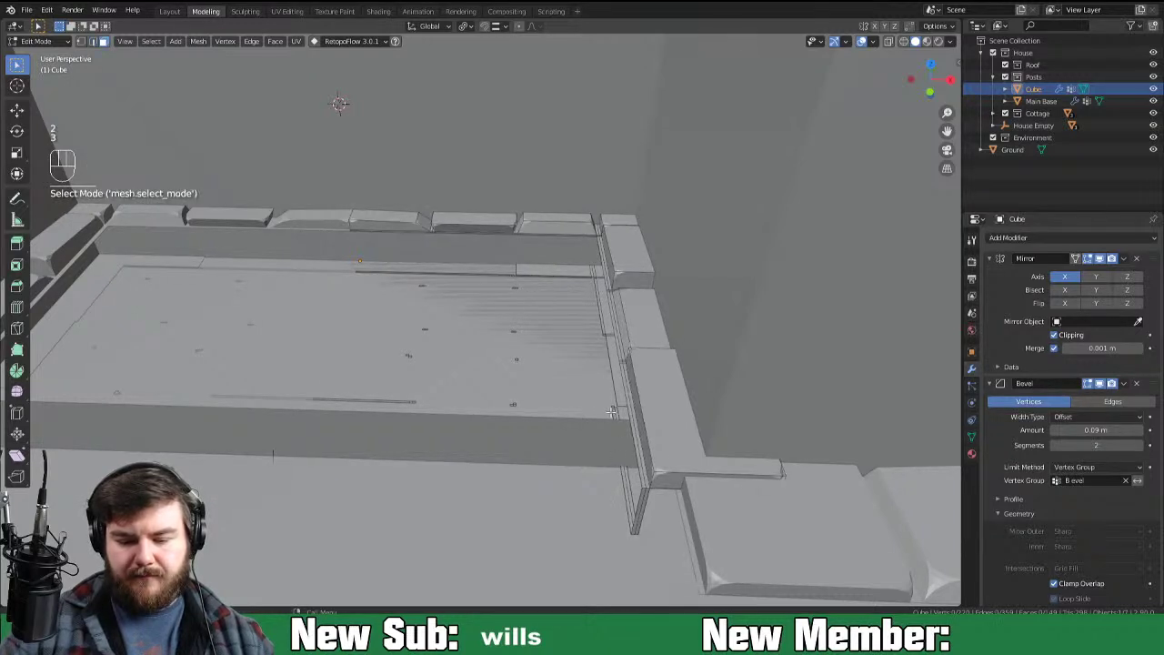
# Step: Select and delete the stray loose edges under the wall, then view the cottage front
pyautogui.press('c')
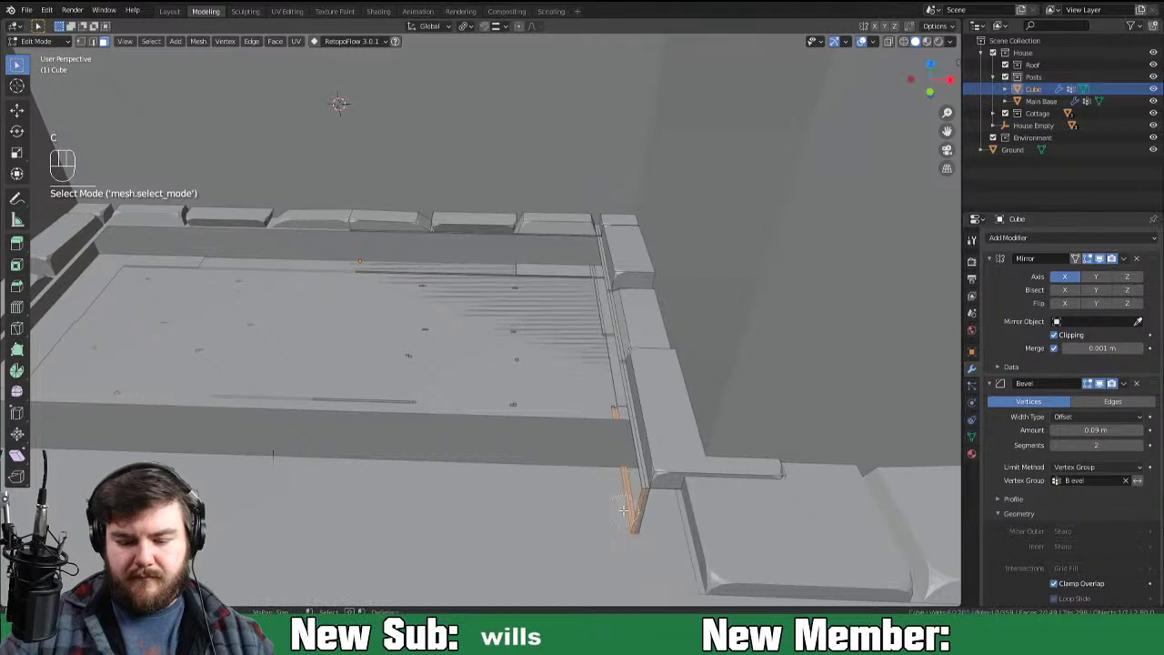
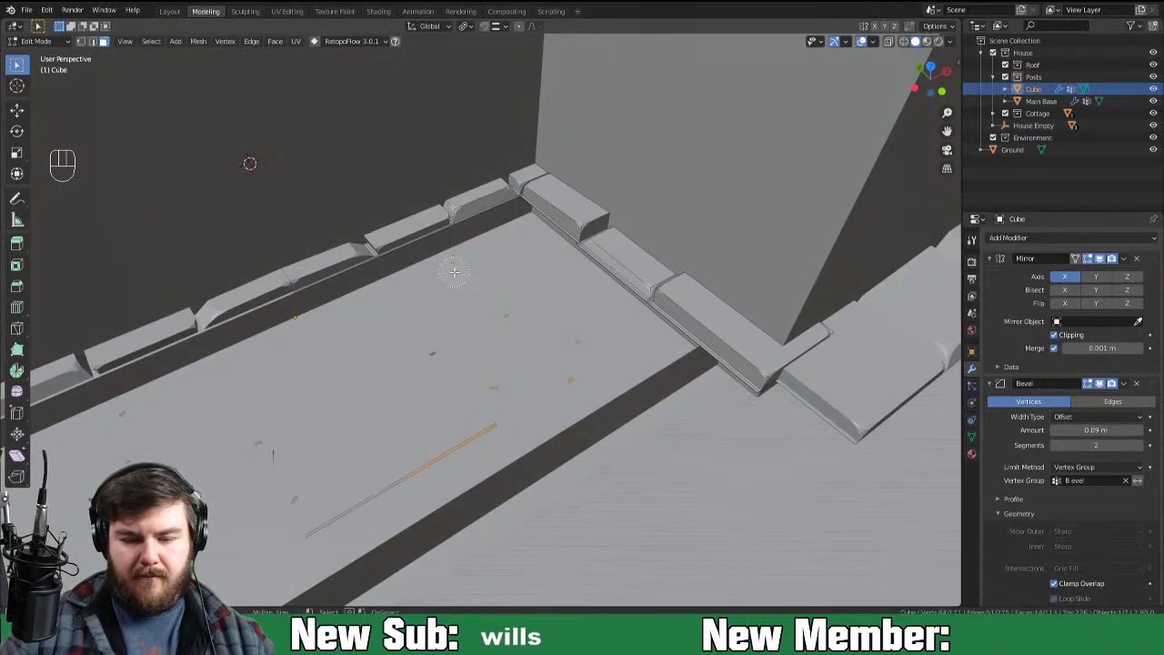
pyautogui.press('x')
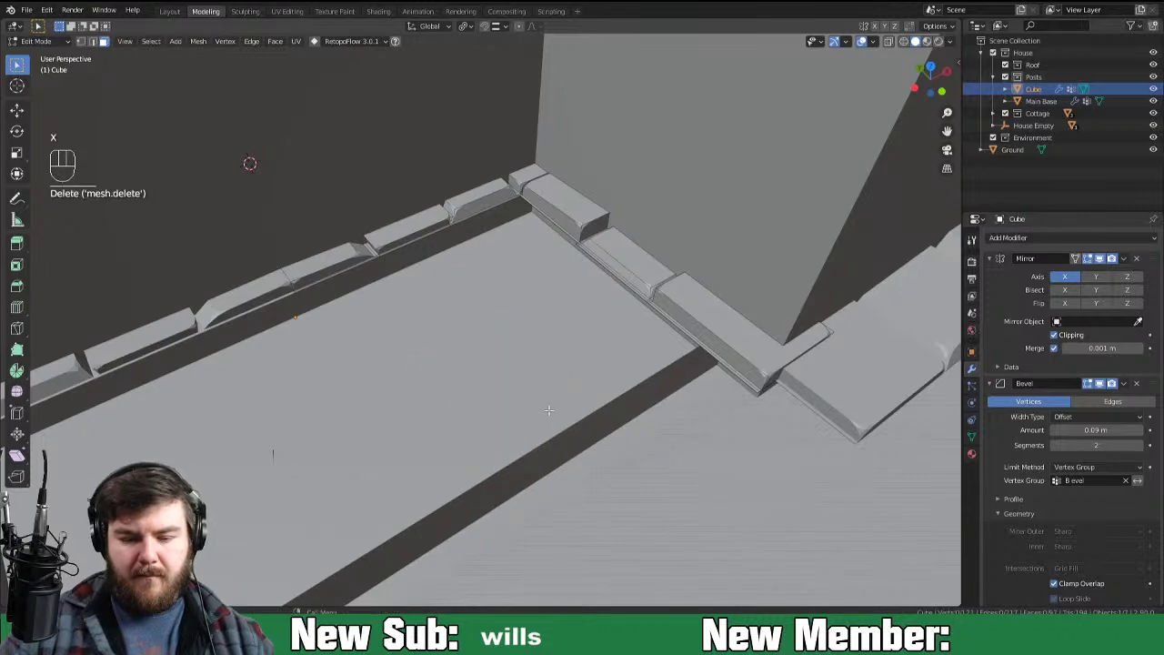
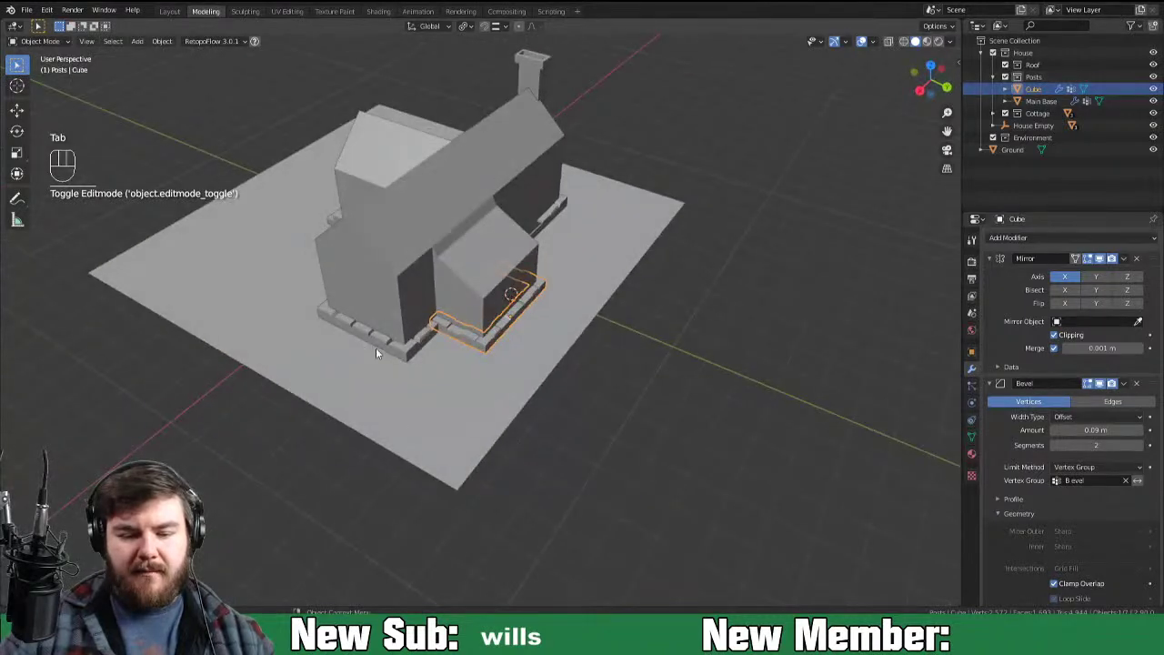
pyautogui.moveTo(438, 402); pyautogui.dragTo(464, 404)
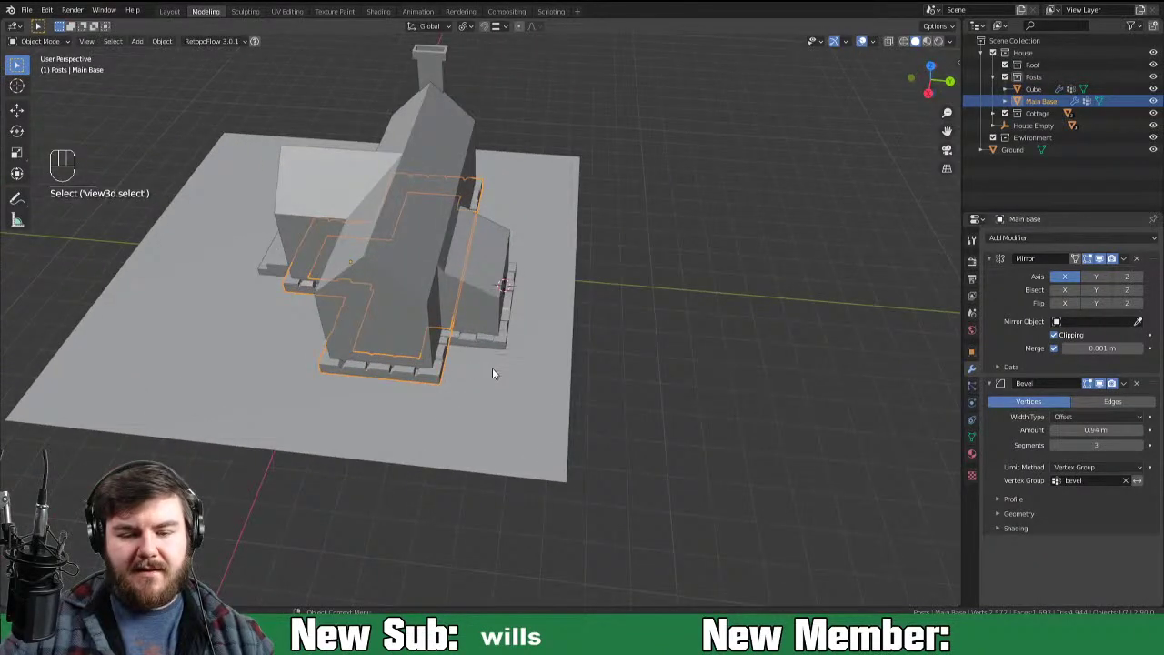
pyautogui.moveTo(472, 357); pyautogui.dragTo(349, 356)
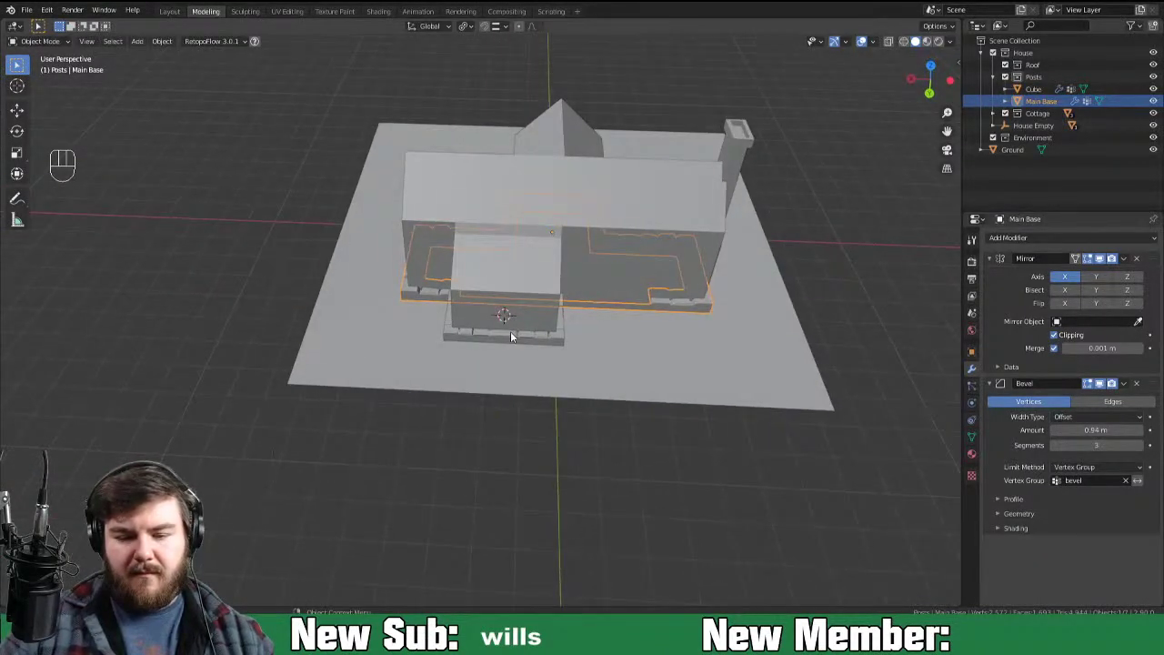
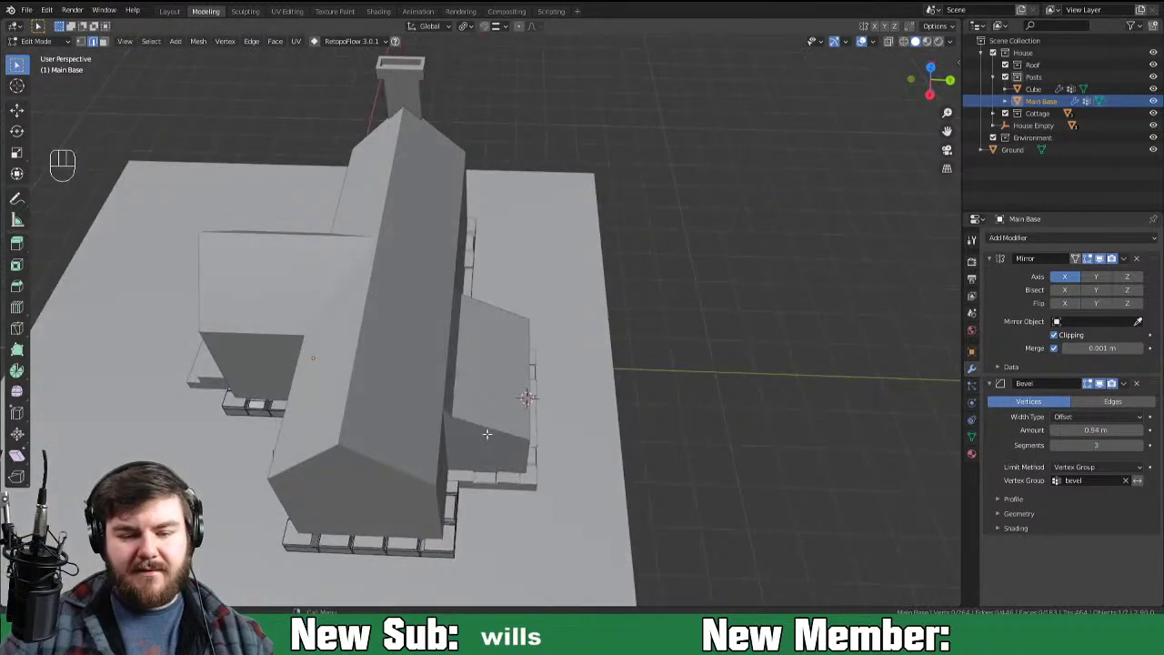
# Step: Leave Edit Mode, toggle X-ray and look down on the whole stone wall outline
pyautogui.press('Tab')
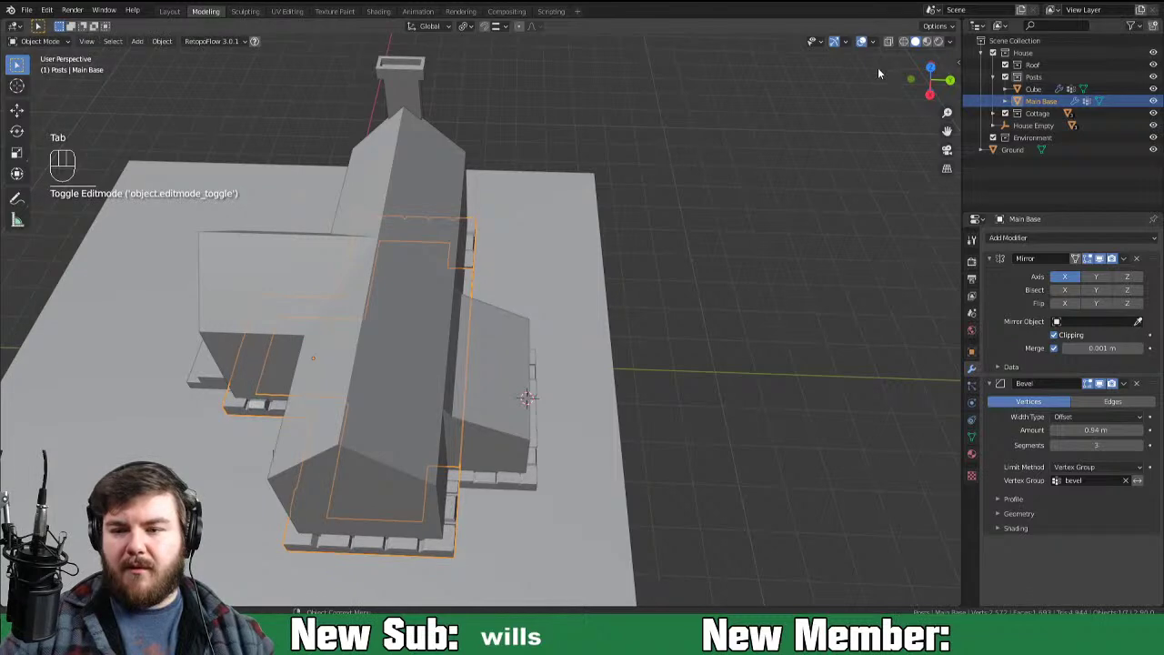
pyautogui.click(890, 45)
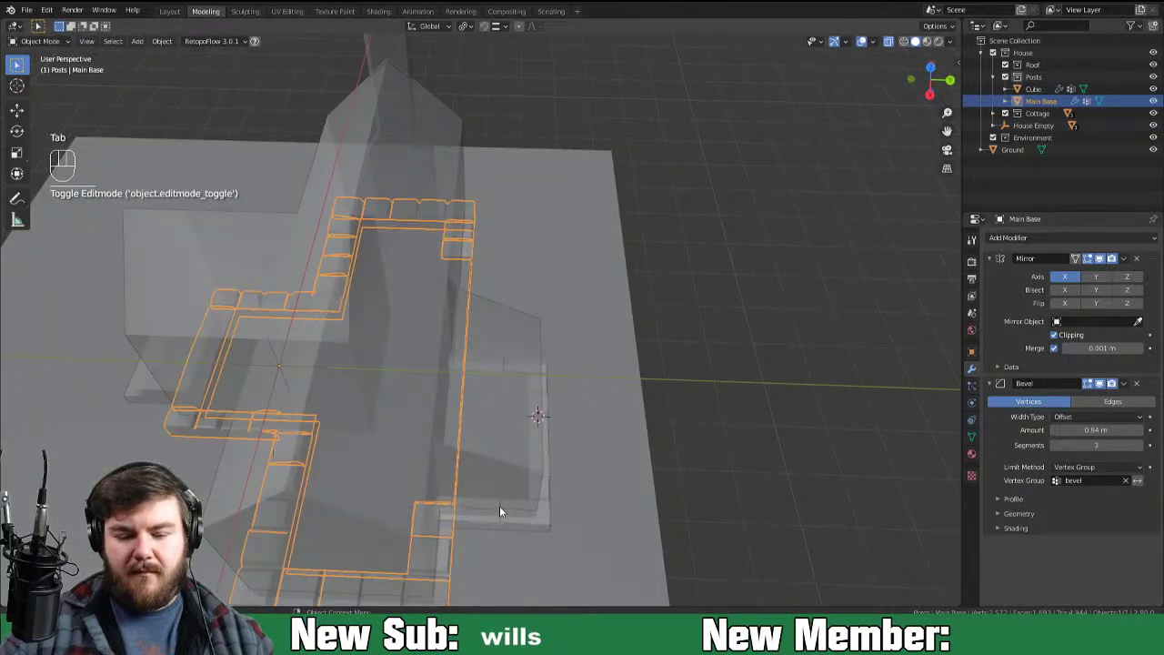
pyautogui.moveTo(451, 539); pyautogui.dragTo(487, 515)
pyautogui.moveTo(496, 488); pyautogui.dragTo(601, 487)
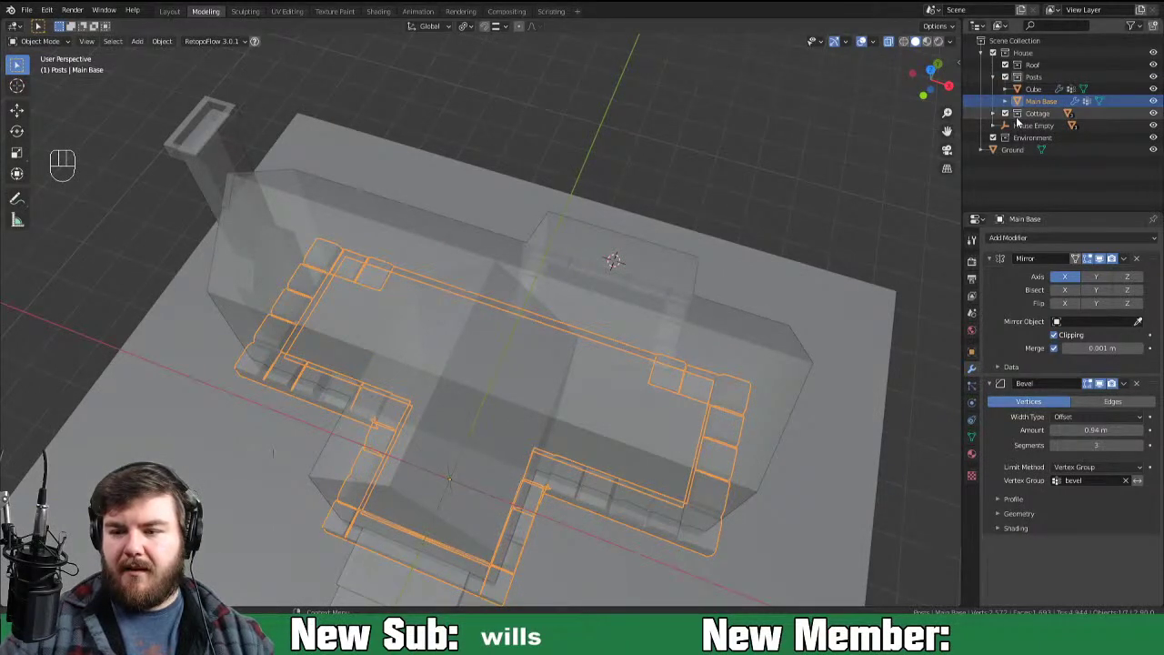
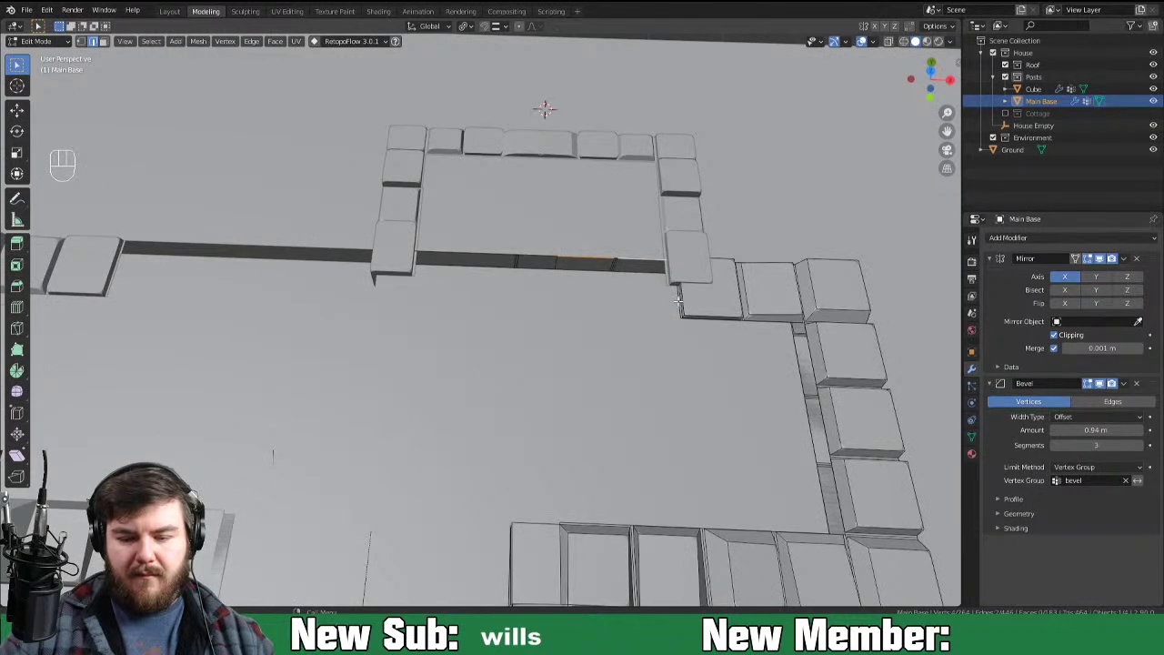
# Step: Frame the back wall geometry in the viewport, undoing a stray change
pyautogui.press('f')
pyautogui.press('1')
pyautogui.press('f')
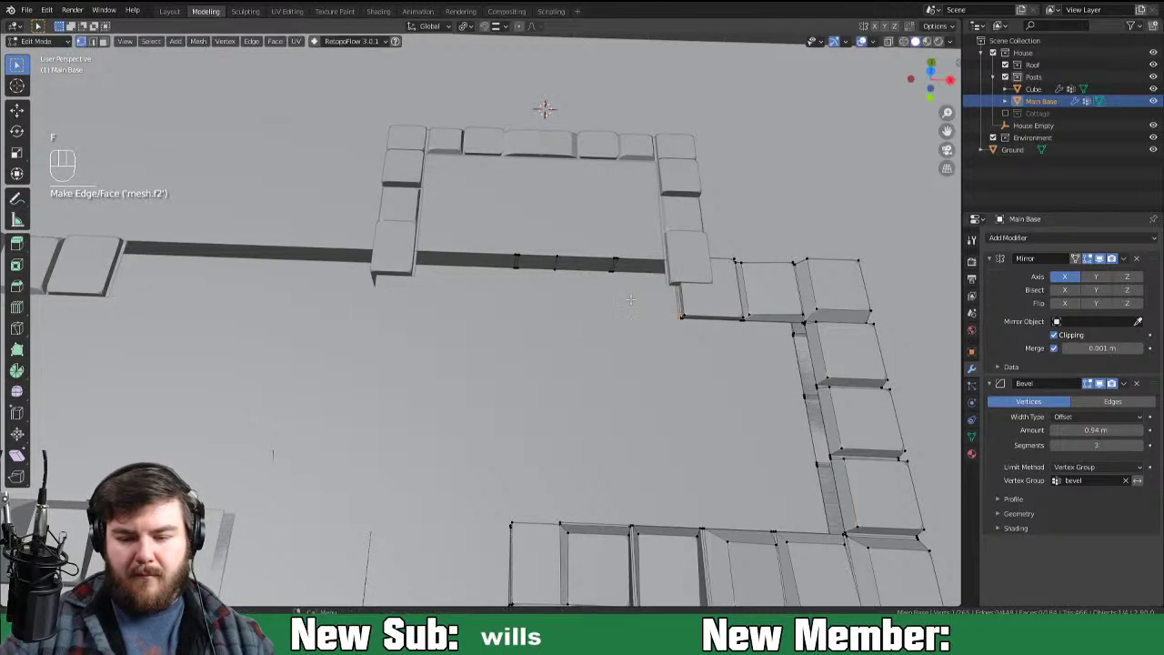
pyautogui.press('ctrl+z')
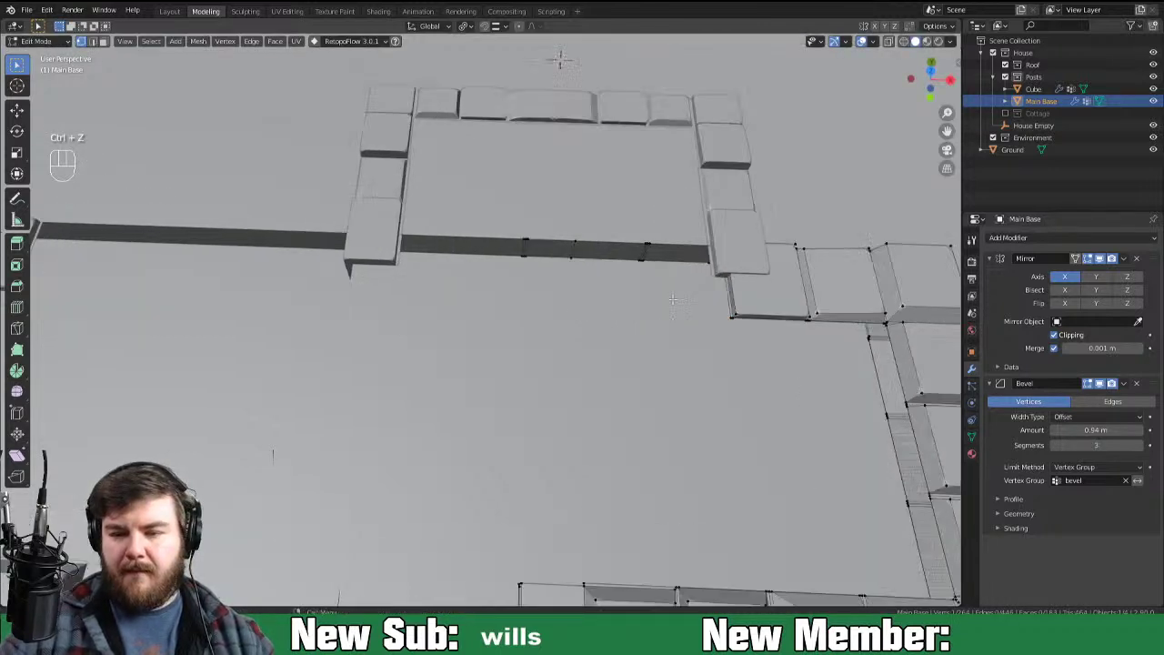
# Step: Hide the separated Back Base object and frame Main Base's wall mesh for close-up editing
pyautogui.moveTo(1039, 98); pyautogui.dragTo(1022, 98)
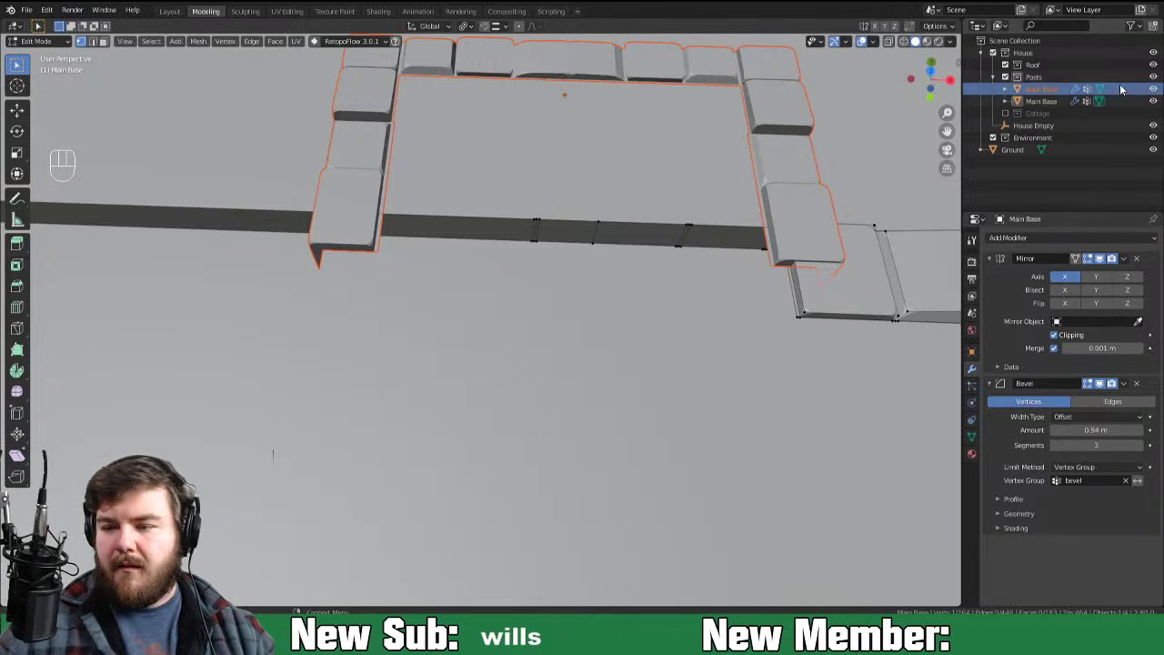
pyautogui.click(1155, 96)
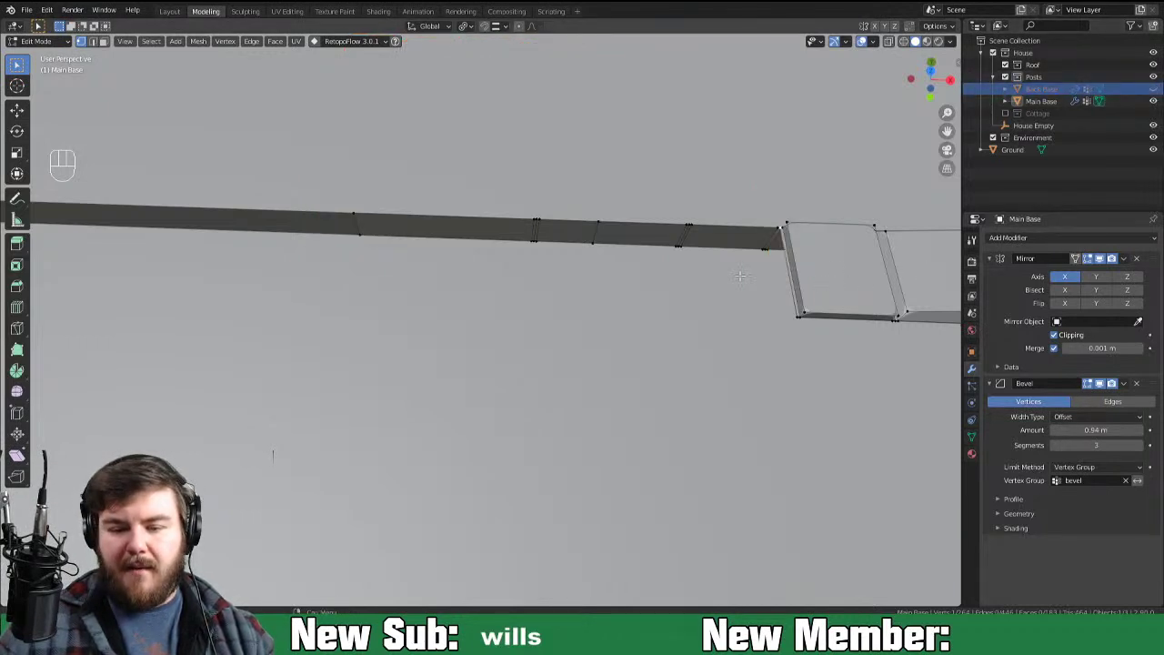
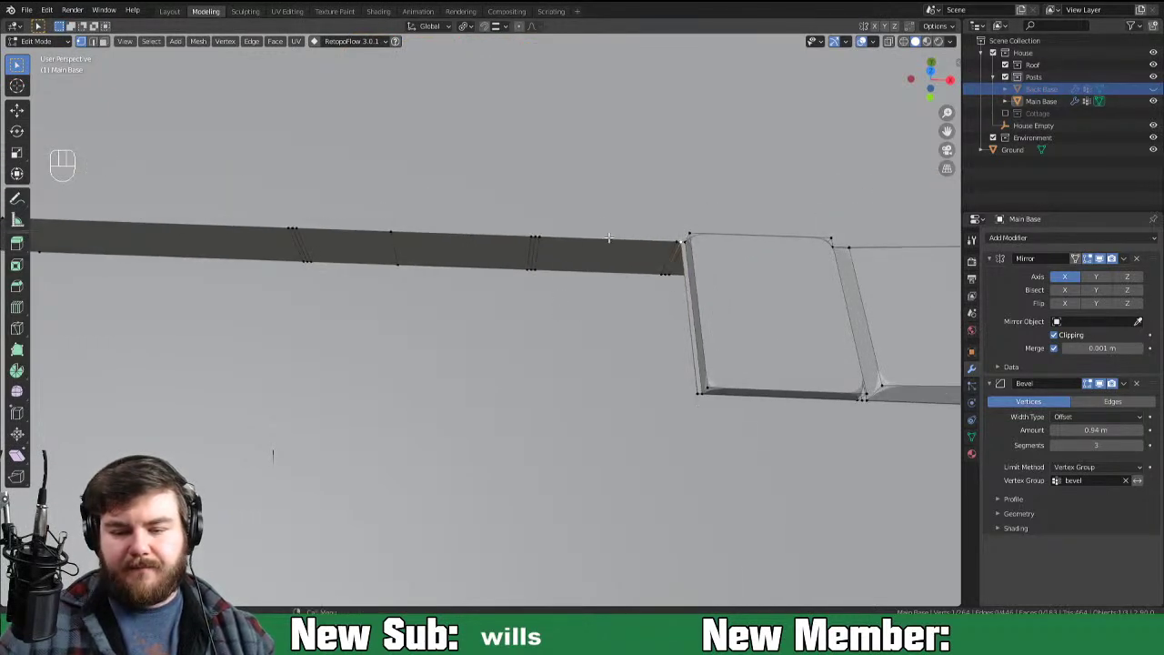
pyautogui.press('2')
pyautogui.press('f')
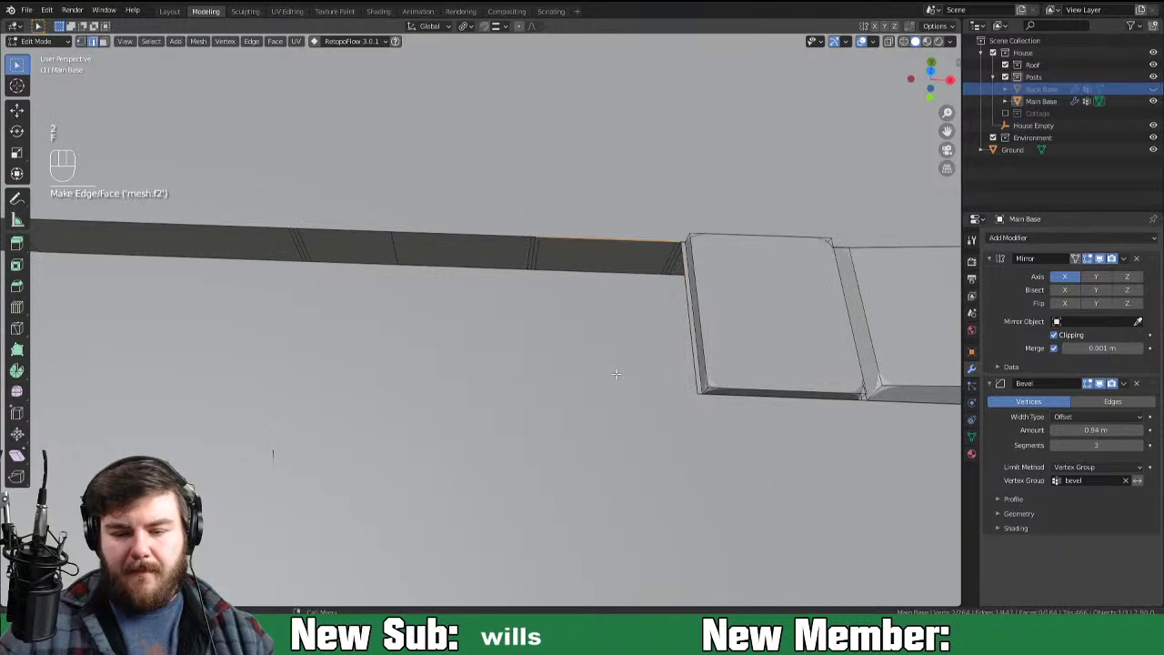
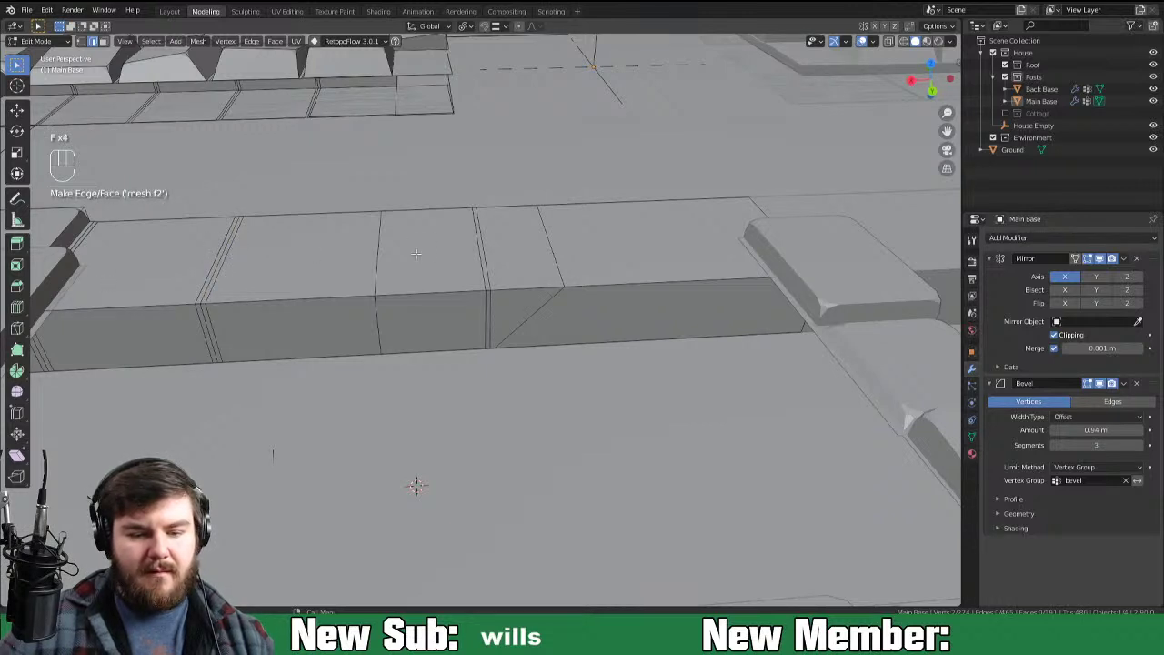
# Step: Extrude, shrink and inset a front-wall stone's face to raise it into a stepped slab
pyautogui.press('1')
pyautogui.press('3')
pyautogui.press('e')
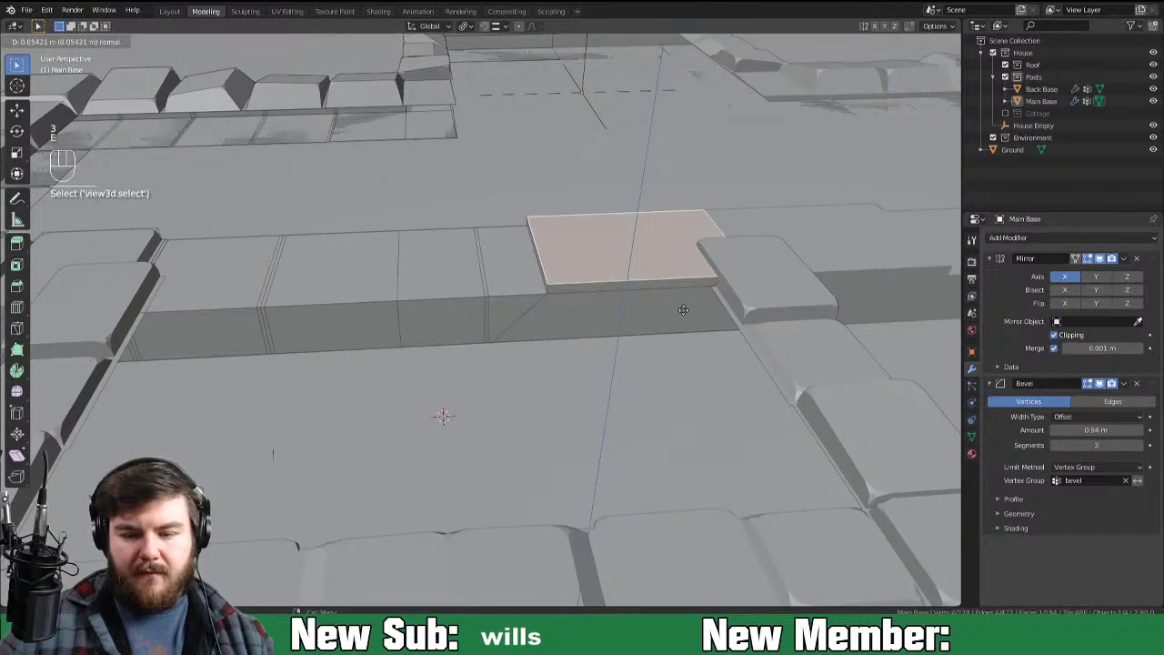
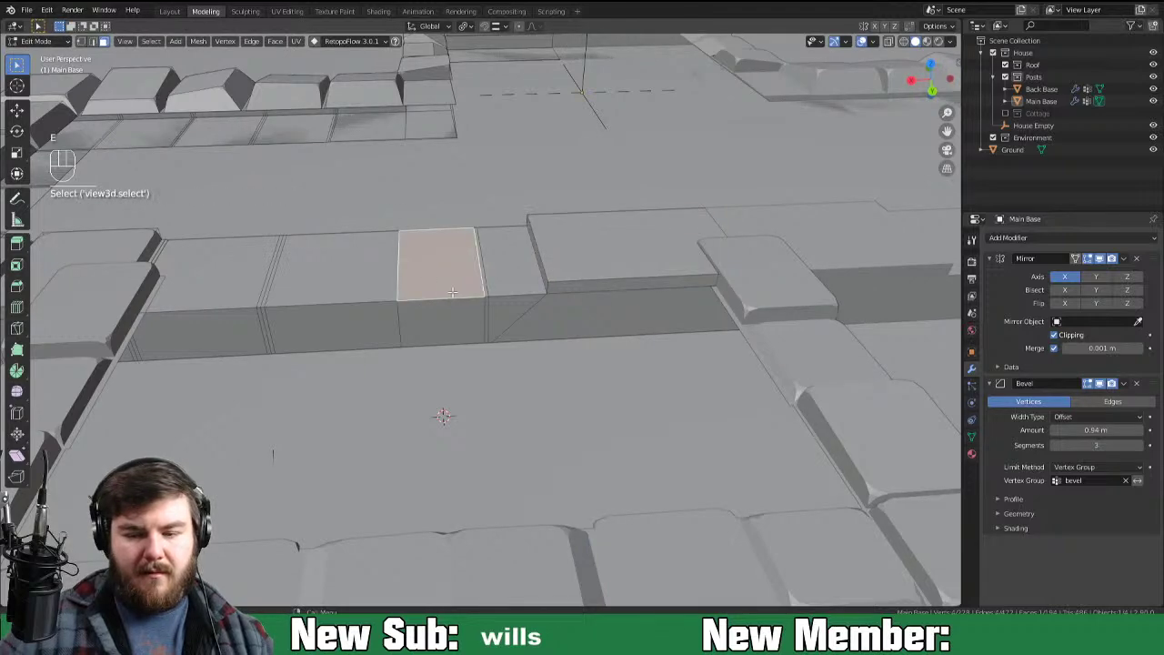
pyautogui.press('s')
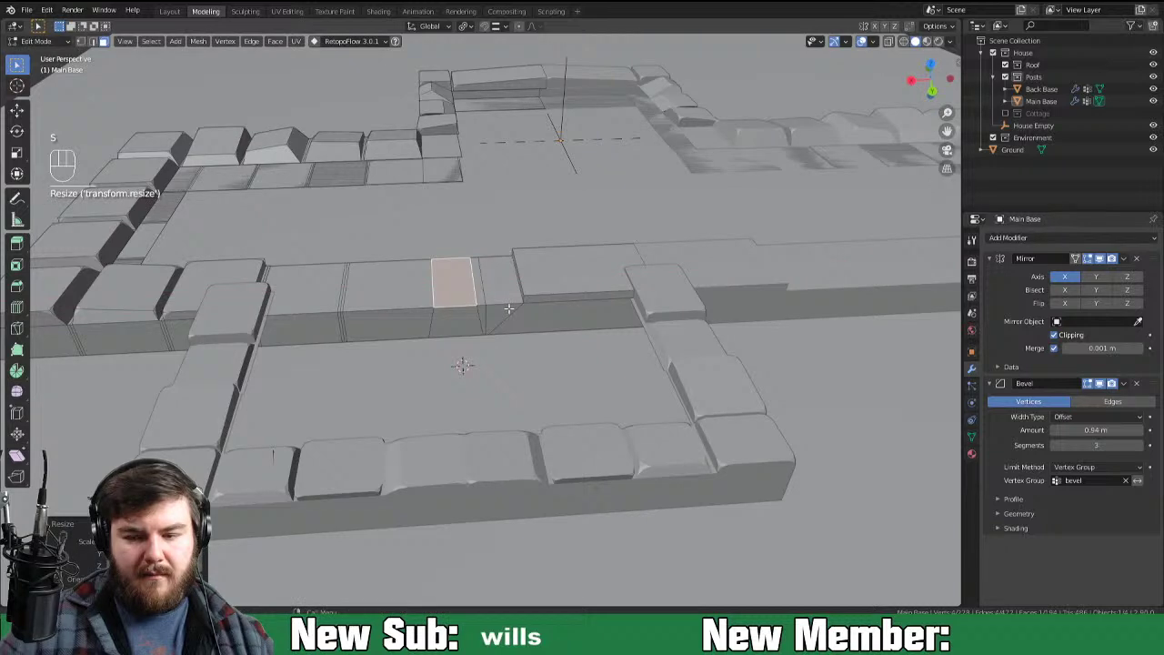
pyautogui.press('e')
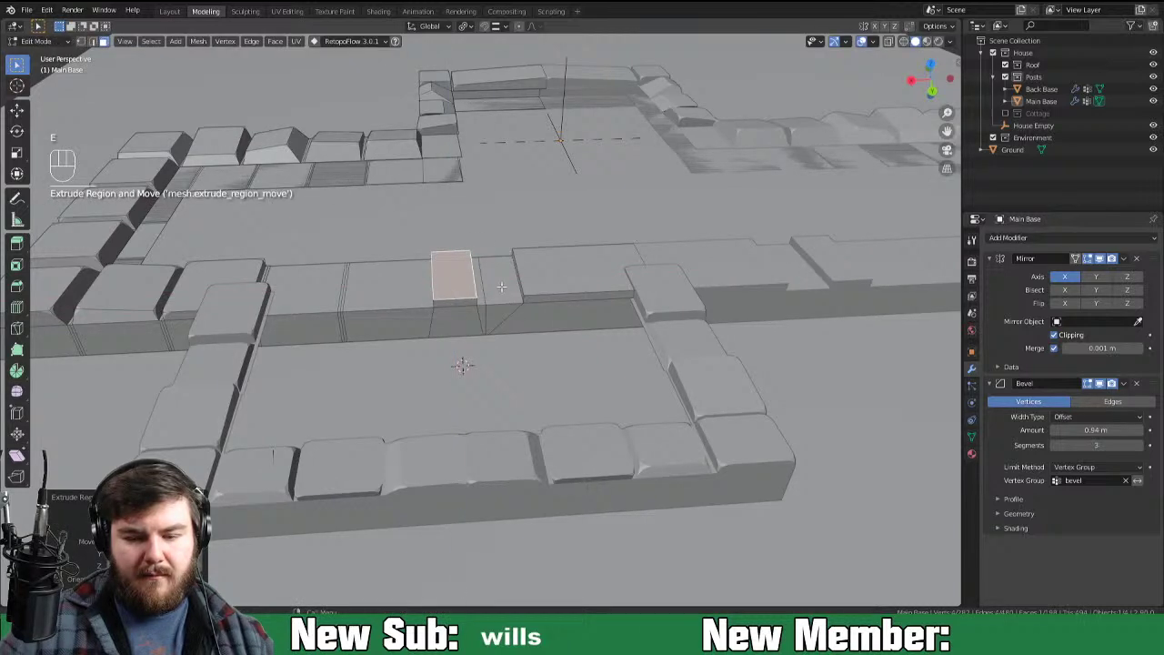
pyautogui.press('i')
pyautogui.press('e')
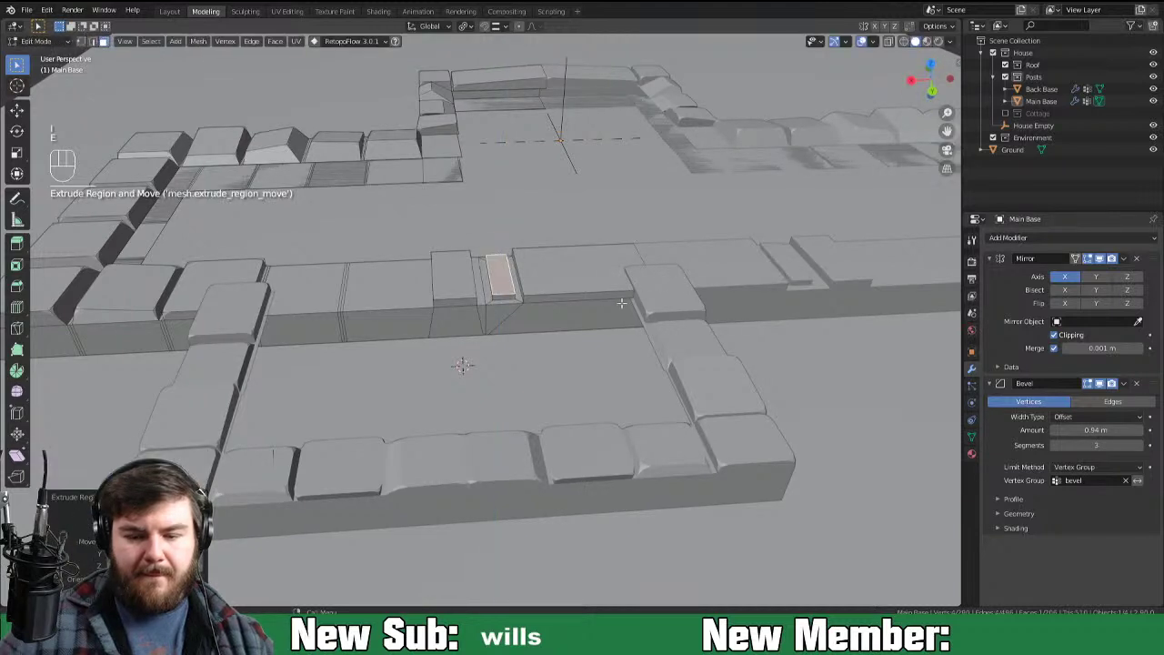
# Step: Grow the selection, scale the stone and slide it sideways along the wall
pyautogui.press('ctrl+KP_Add')
pyautogui.press('s')
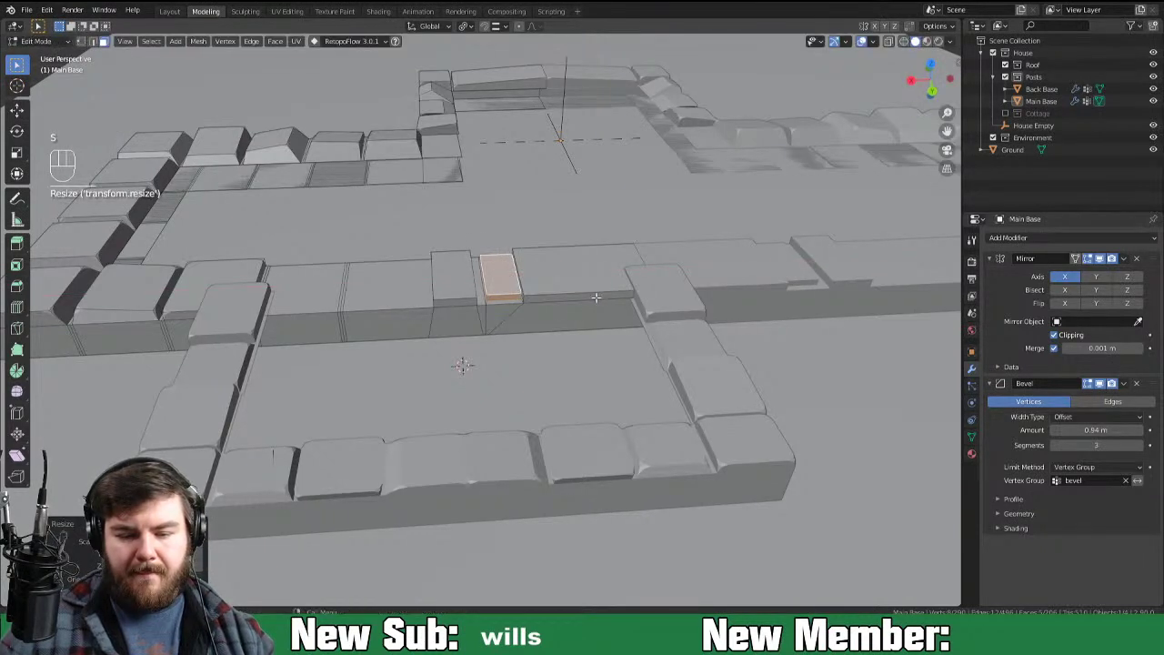
pyautogui.press('g')
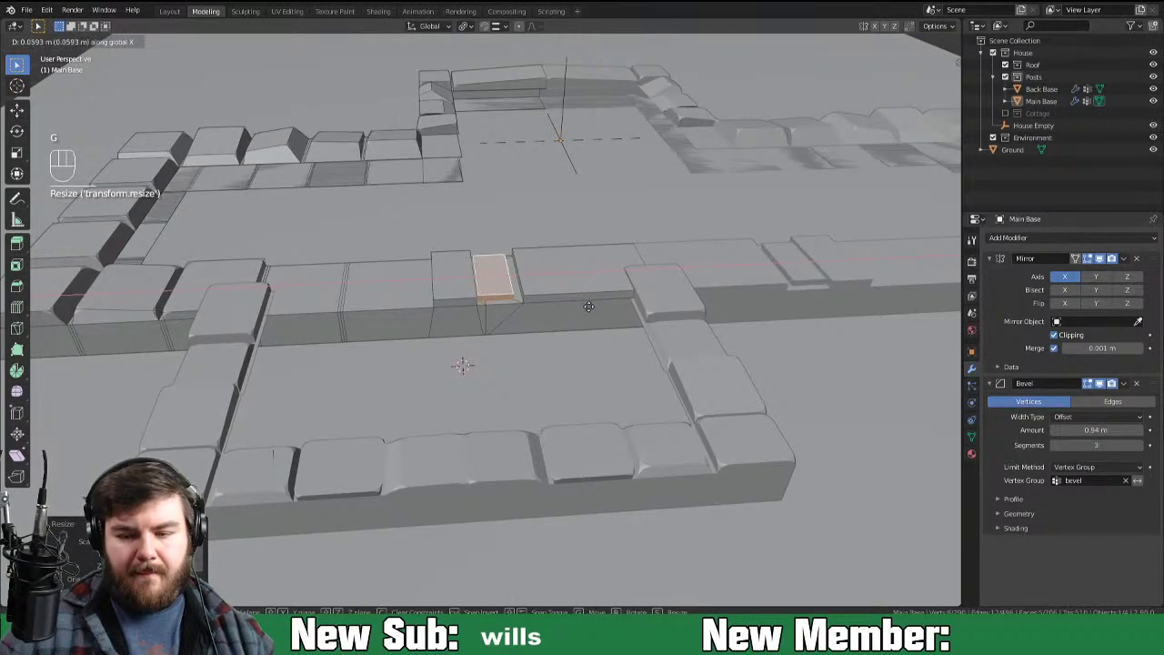
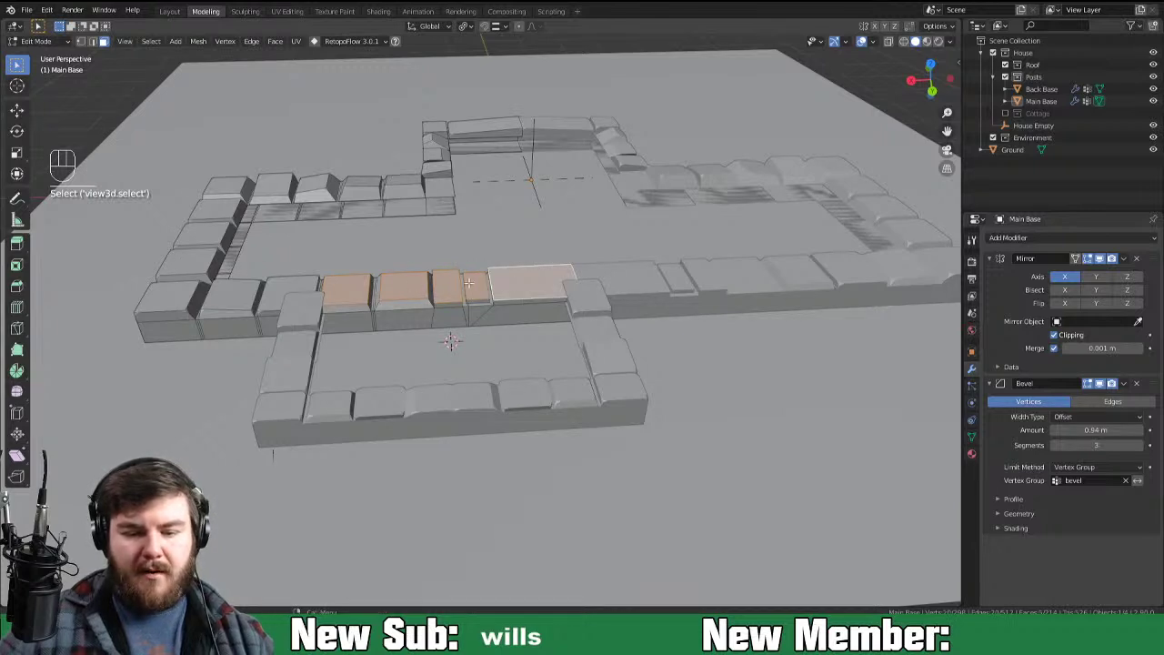
# Step: Assign the front stones to the bevel vertex group and re-enable the Cottage collection's visibility
pyautogui.click(973, 446)
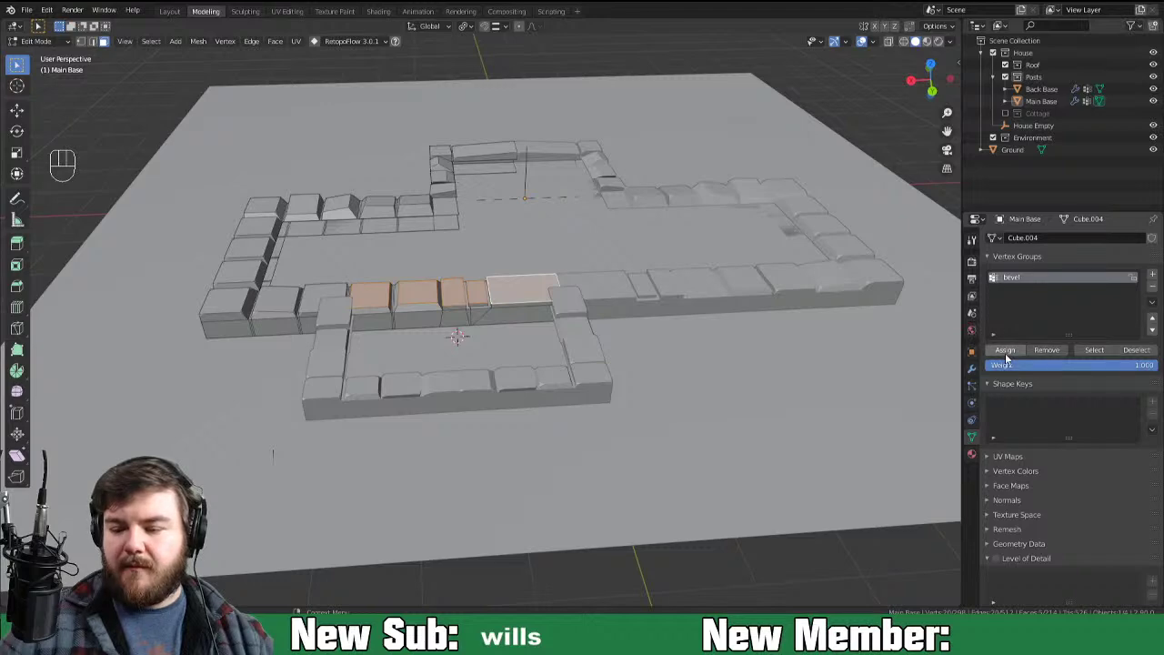
pyautogui.click(1008, 363)
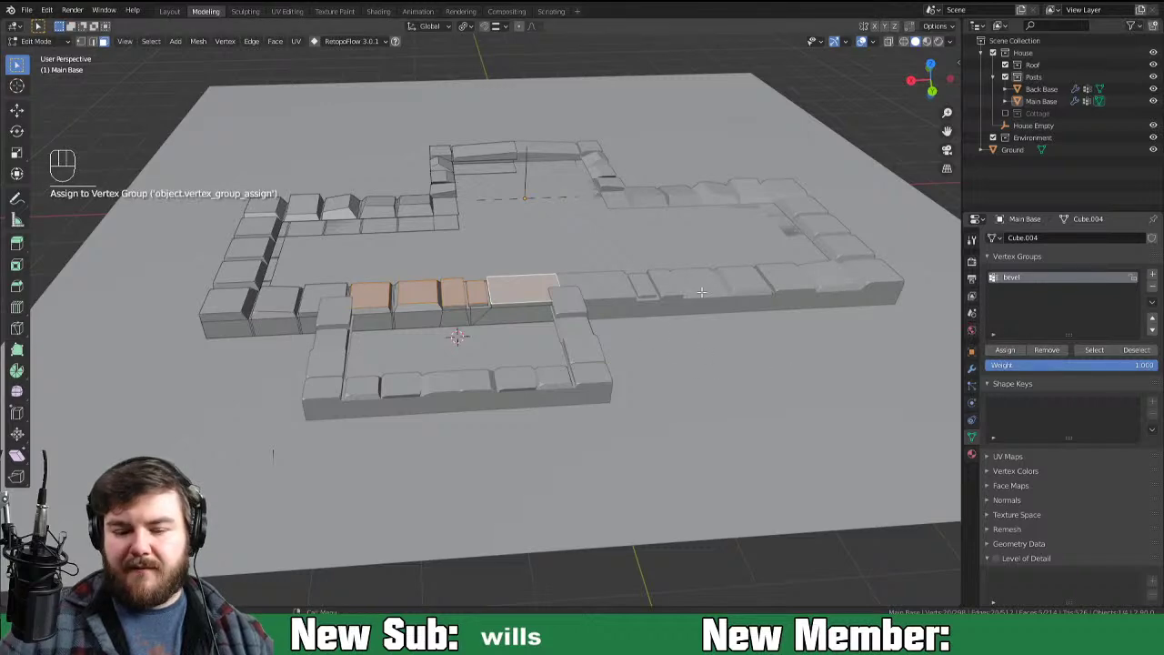
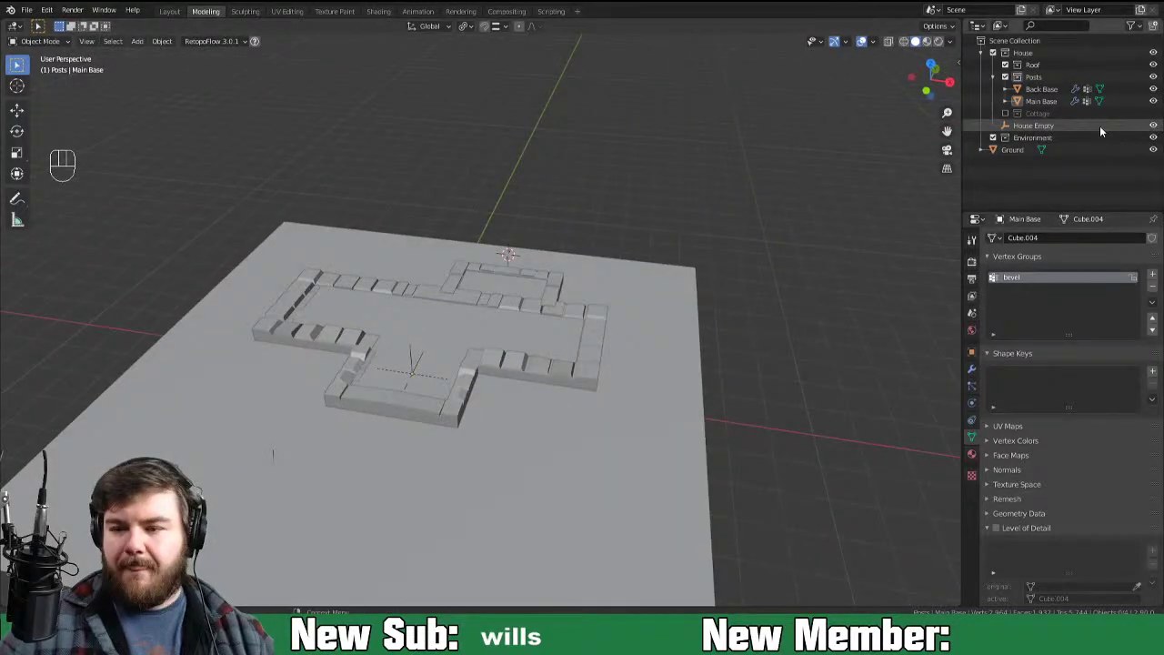
pyautogui.click(1005, 115)
pyautogui.moveTo(674, 347); pyautogui.dragTo(361, 340)
pyautogui.moveTo(693, 340); pyautogui.dragTo(482, 327)
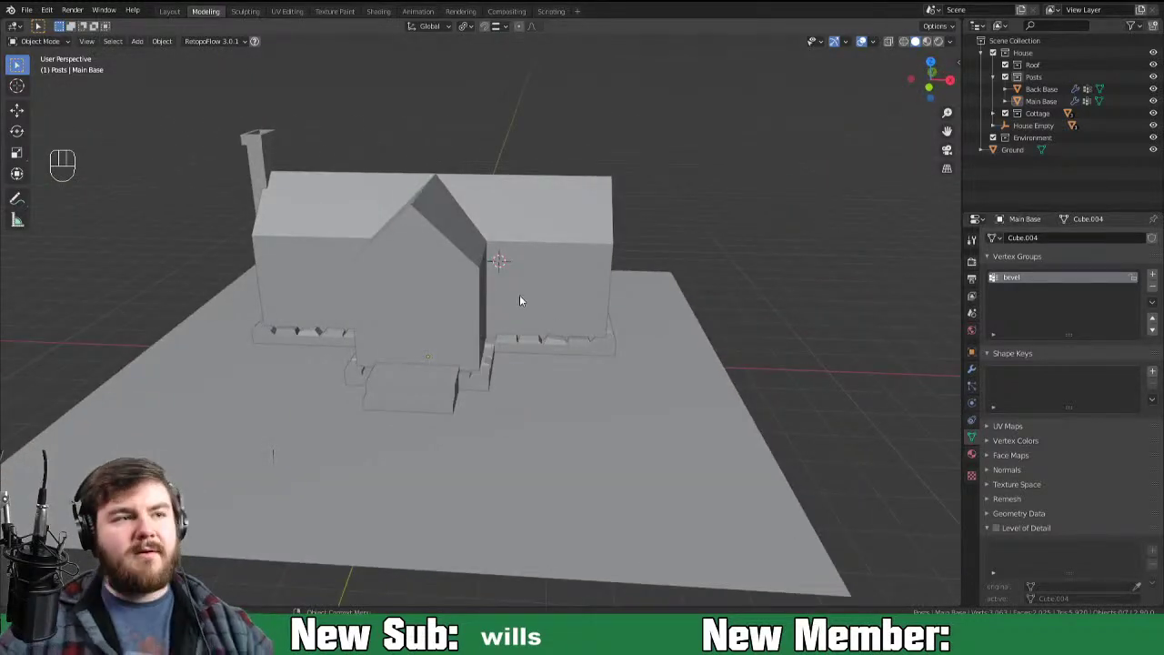
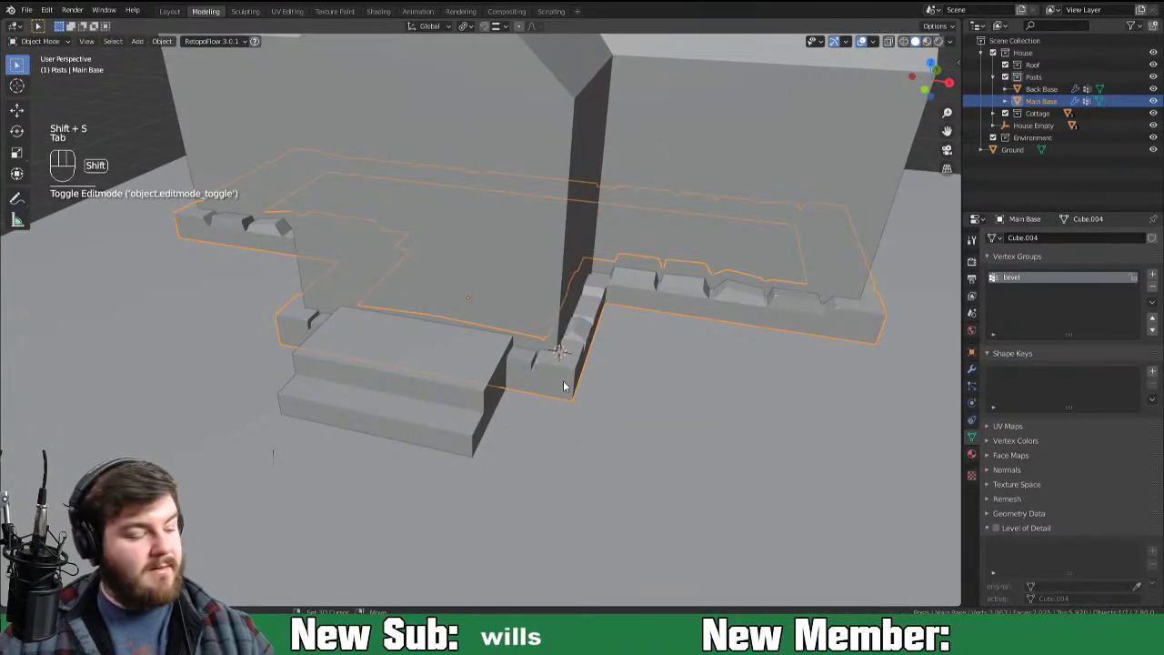
# Step: Add a cube into the Posts collection, scale it small and place it at the front-steps corner
pyautogui.press('shift+a')
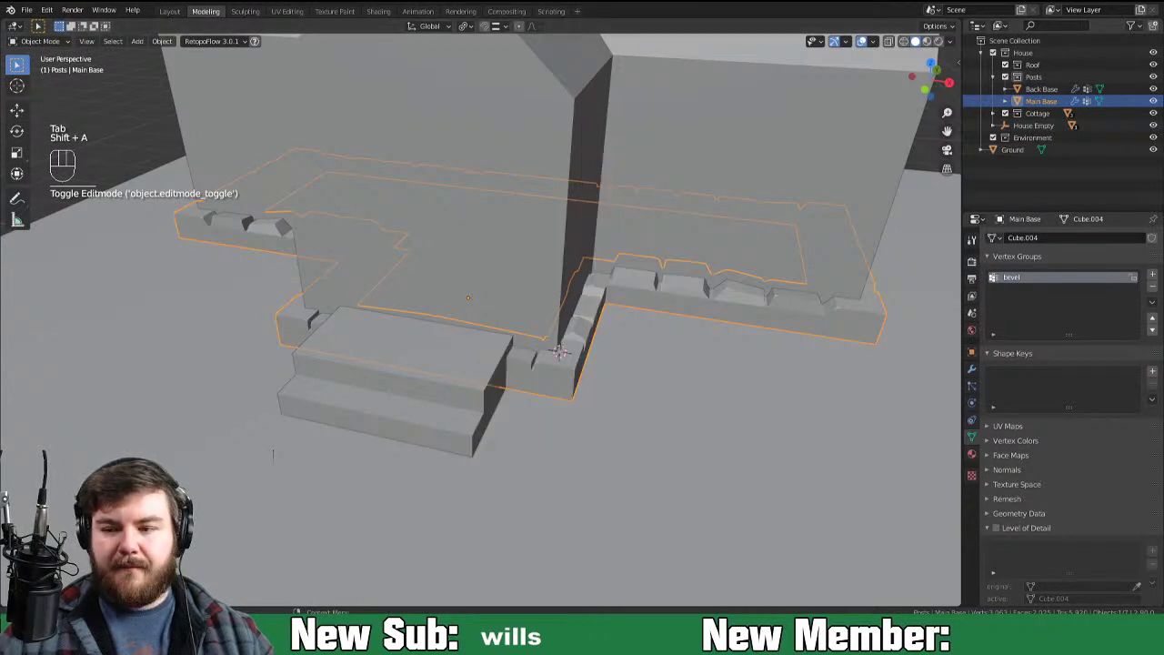
pyautogui.click(1057, 84)
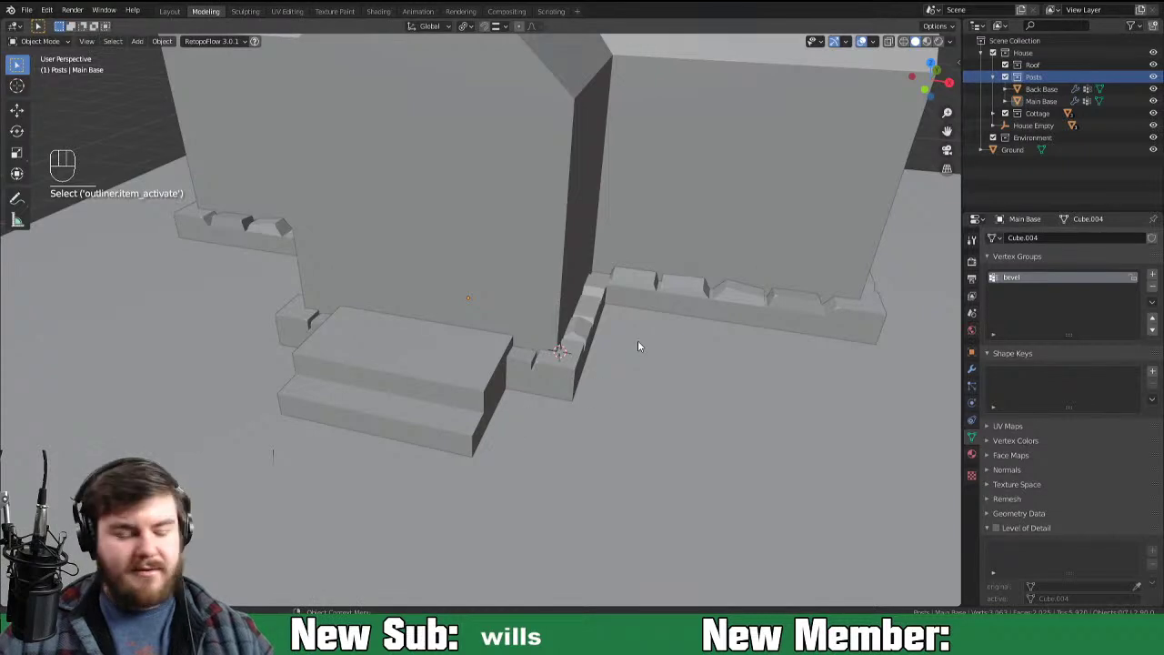
pyautogui.press('shift+a')
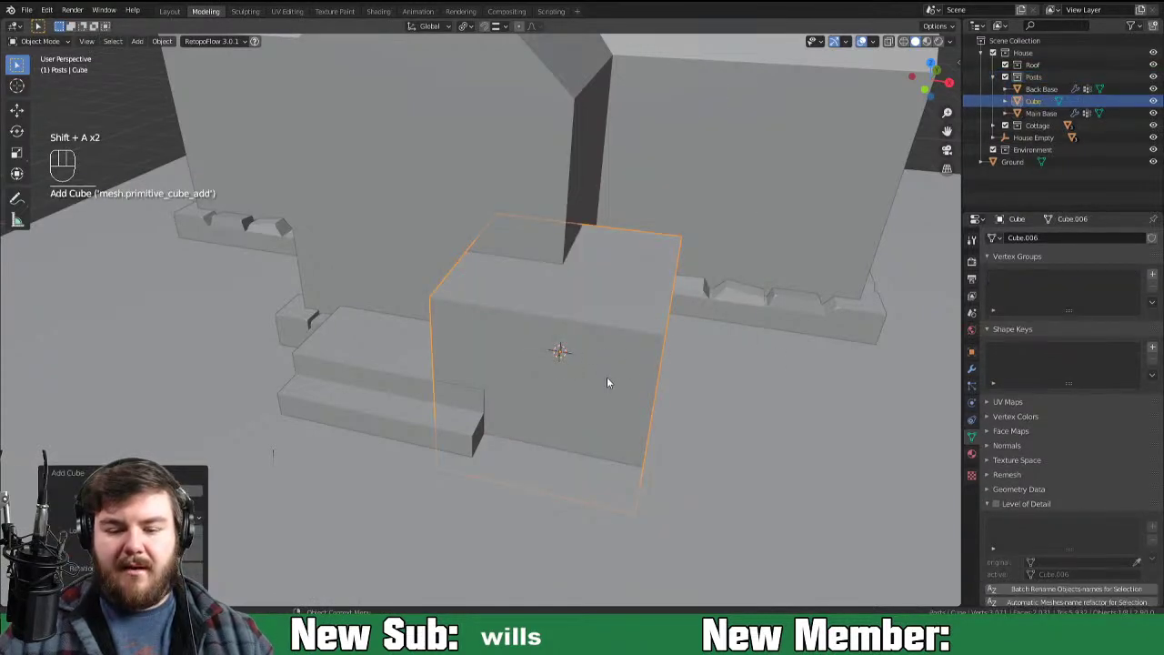
pyautogui.press('Tab')
pyautogui.press('s')
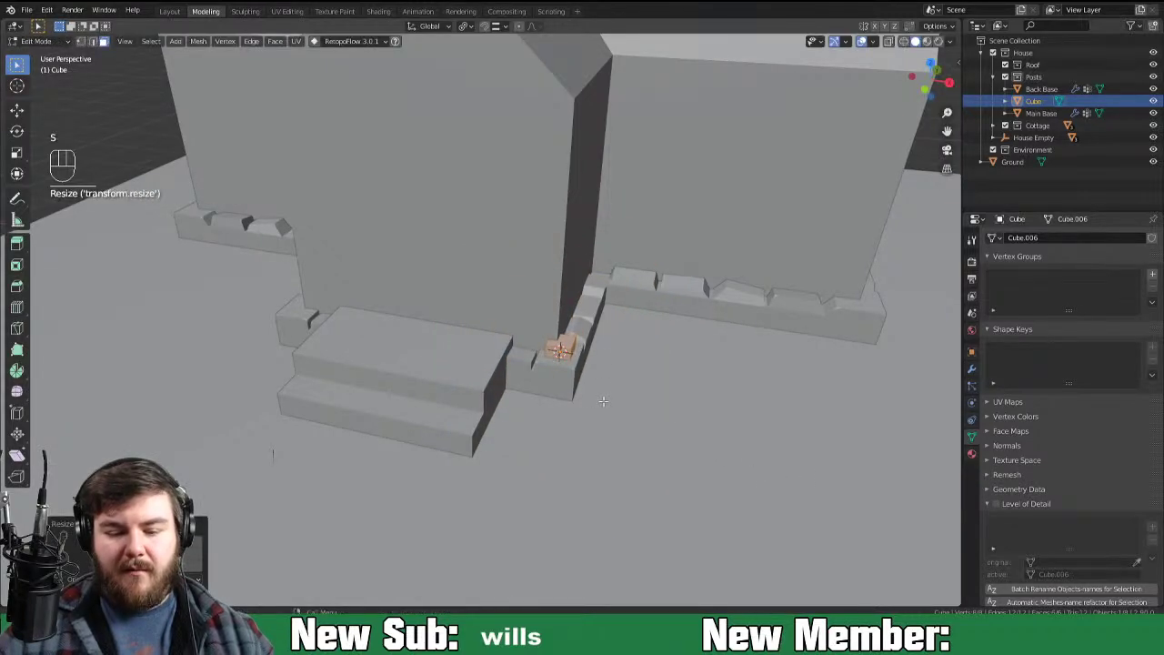
pyautogui.press('KP_7')
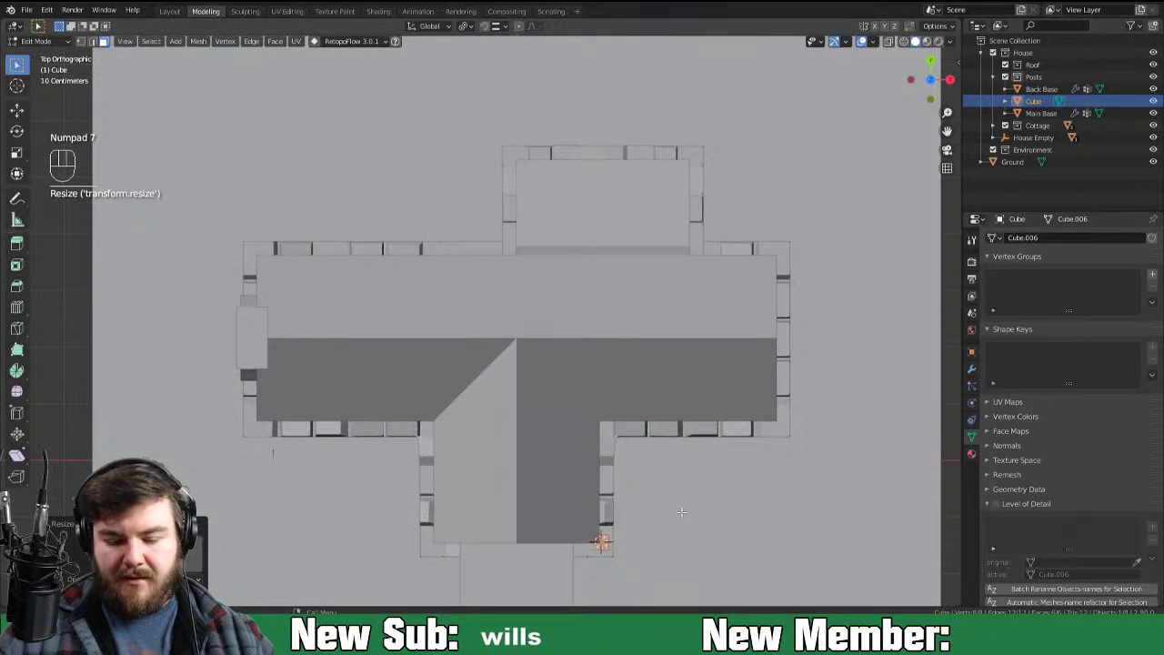
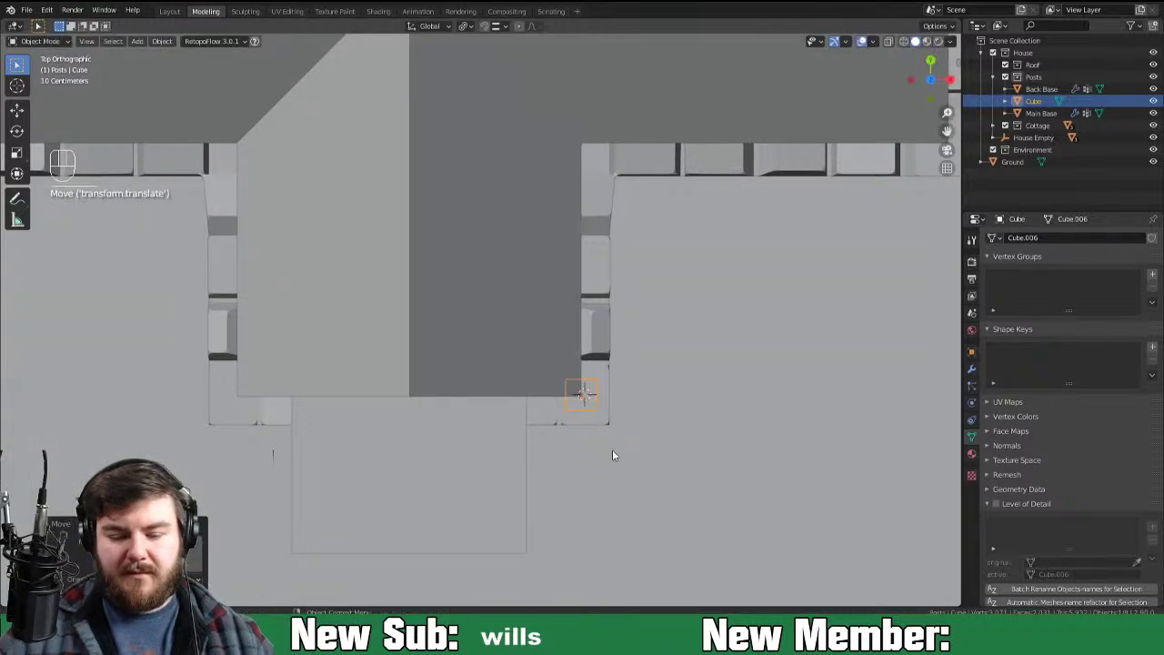
pyautogui.moveTo(652, 444); pyautogui.dragTo(612, 384)
pyautogui.moveTo(631, 353); pyautogui.dragTo(601, 386)
# Step: Extrude the block upward into a tall Post and mirror it on X across Main Base
pyautogui.press('Tab')
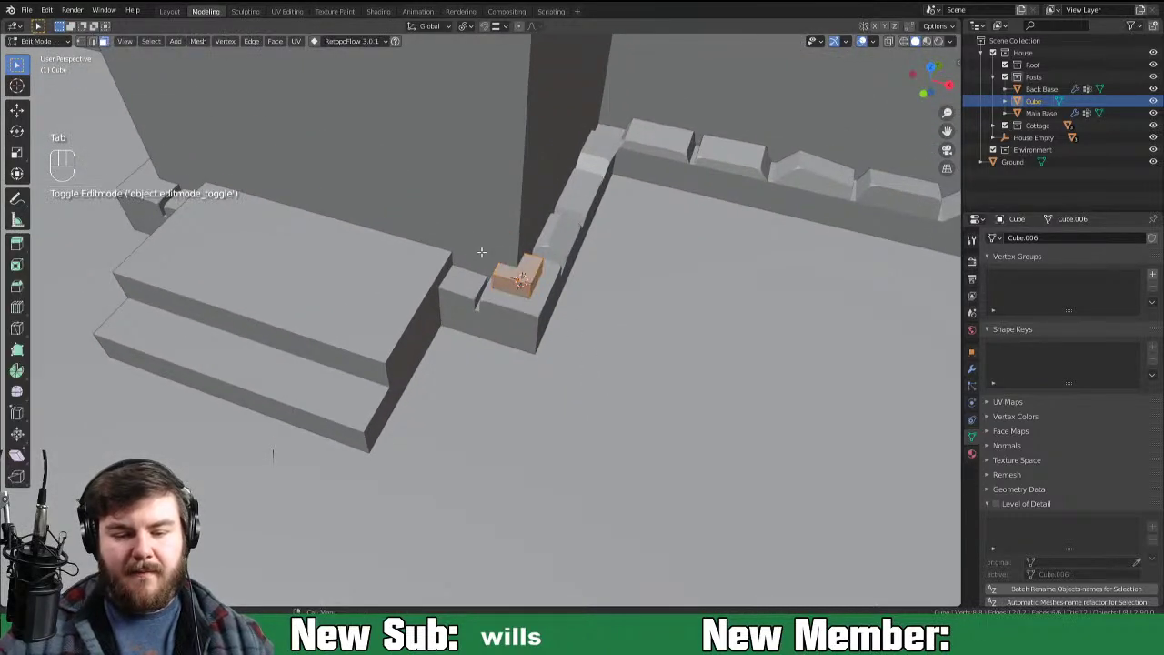
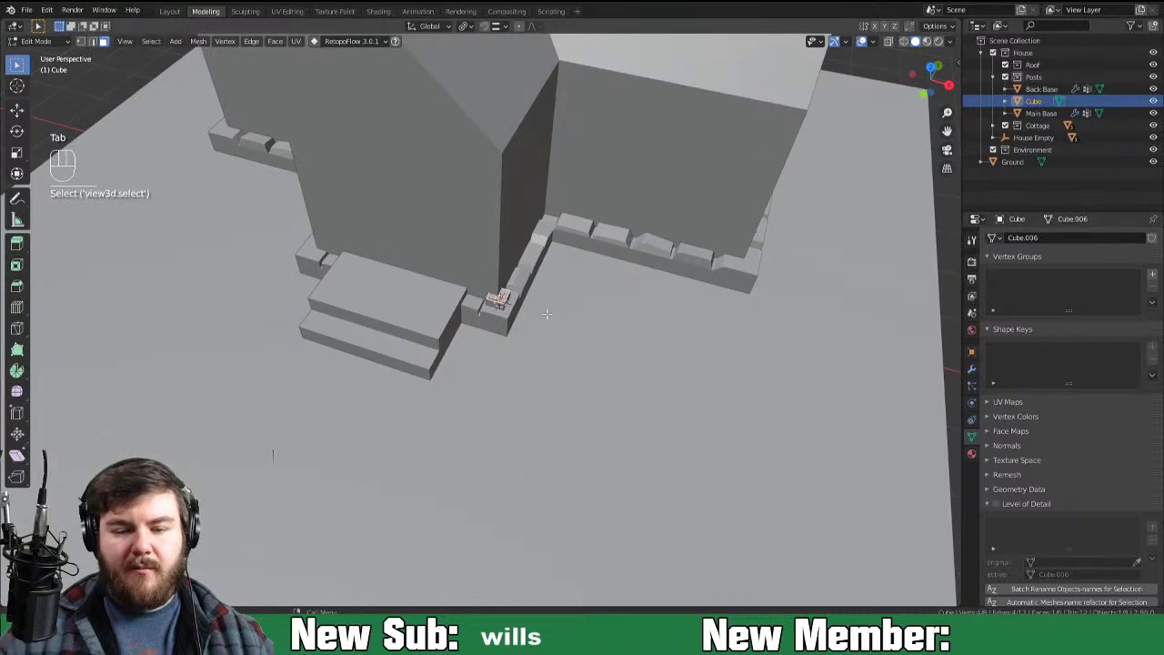
pyautogui.press('e')
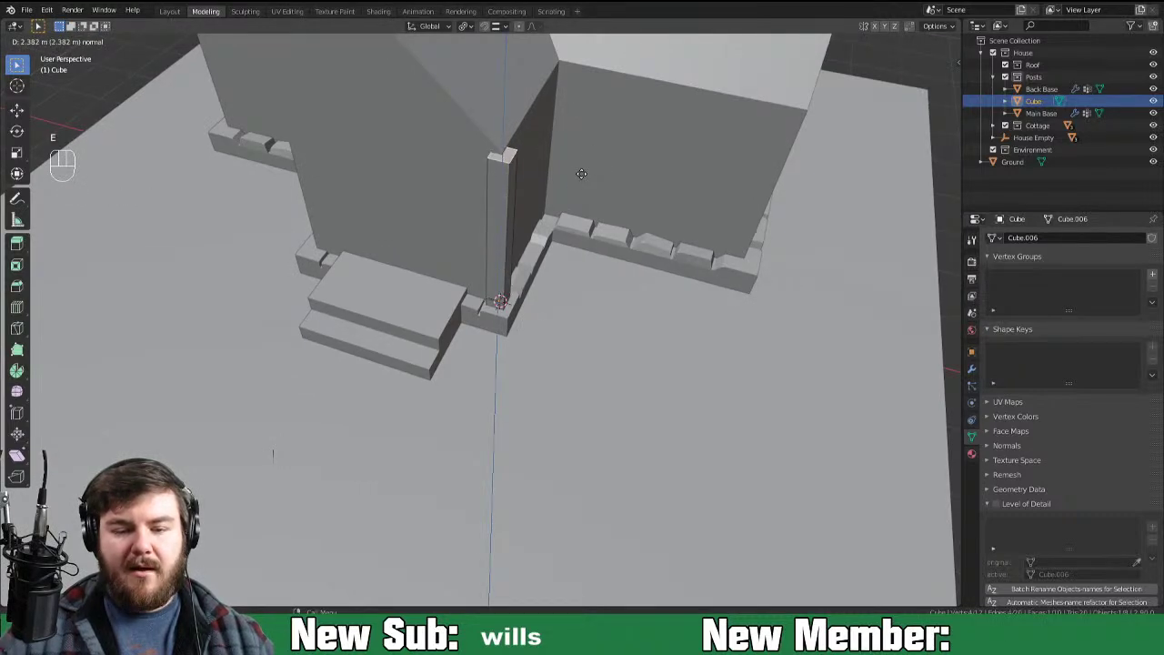
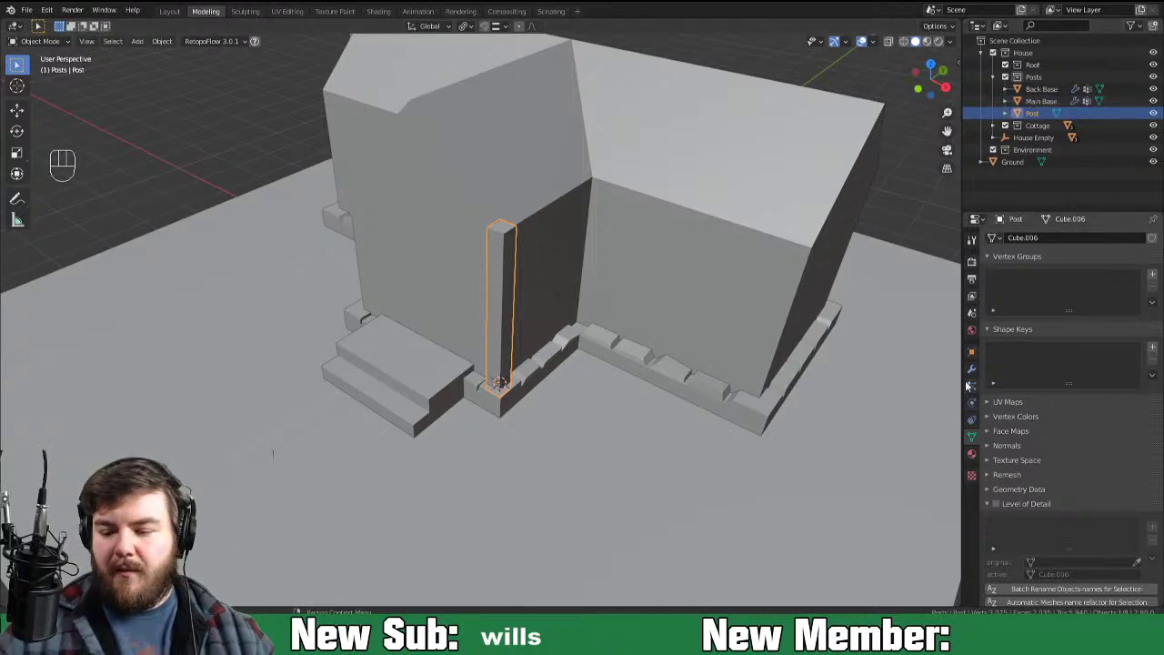
pyautogui.click(968, 374)
pyautogui.moveTo(1012, 249); pyautogui.dragTo(925, 360)
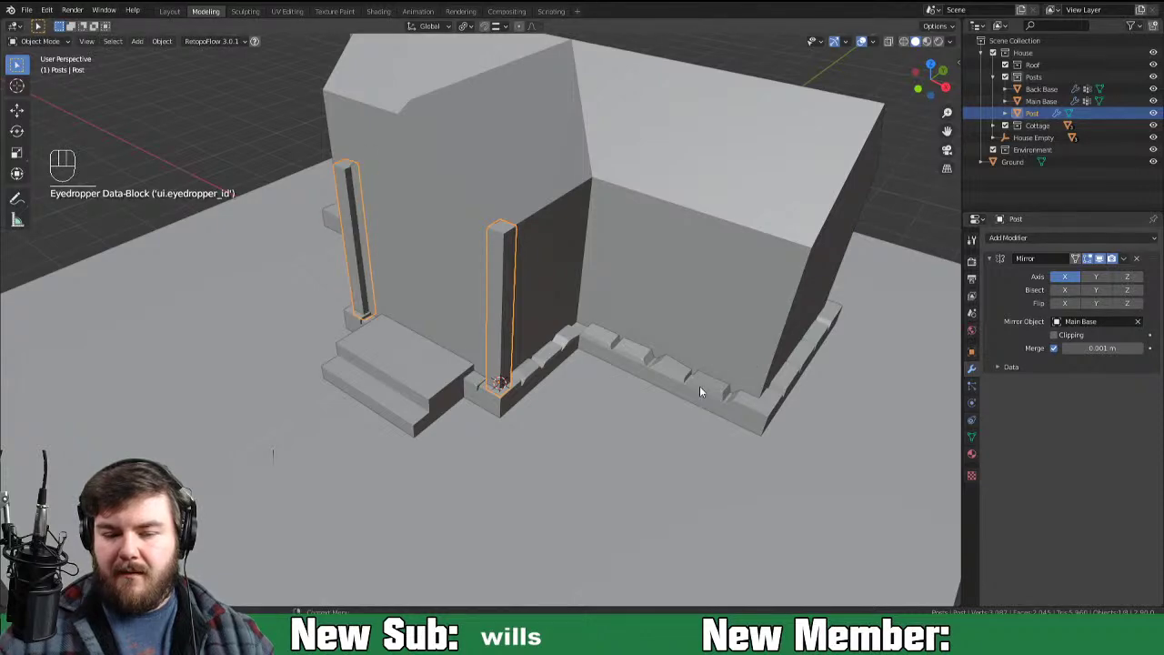
pyautogui.moveTo(529, 362); pyautogui.dragTo(501, 358)
pyautogui.middleClick(600, 347)
pyautogui.moveTo(605, 332); pyautogui.dragTo(575, 351)
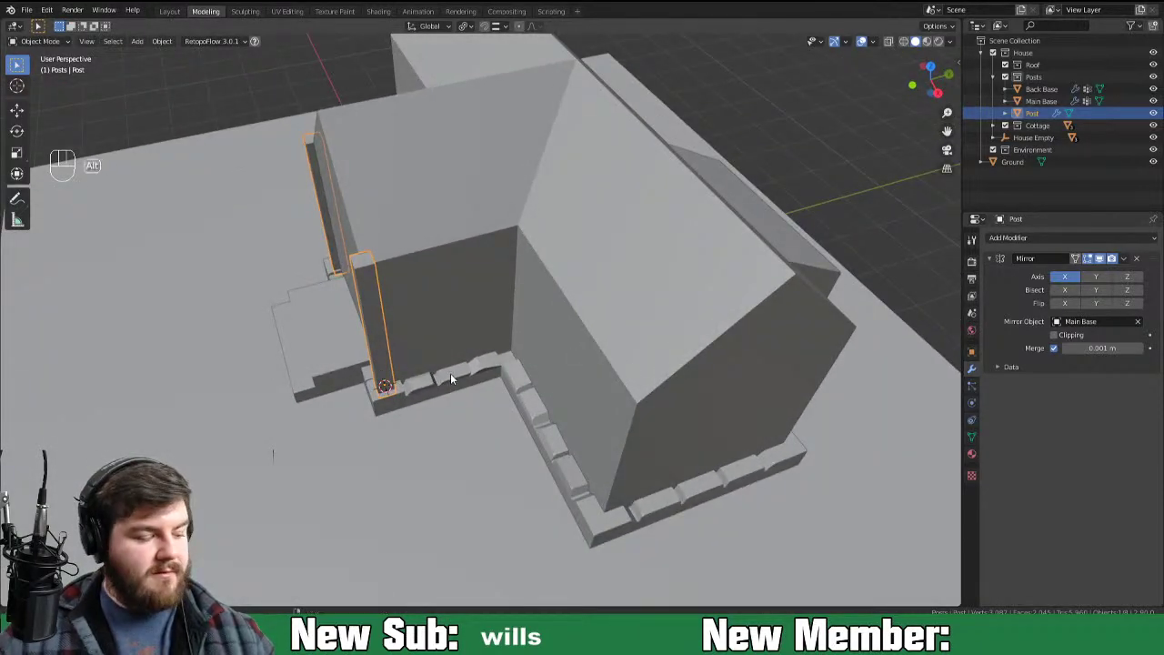
# Step: Duplicate the post as Post.001 and slide it along Y and X to the front wing's inner corner
pyautogui.press('alt+d')
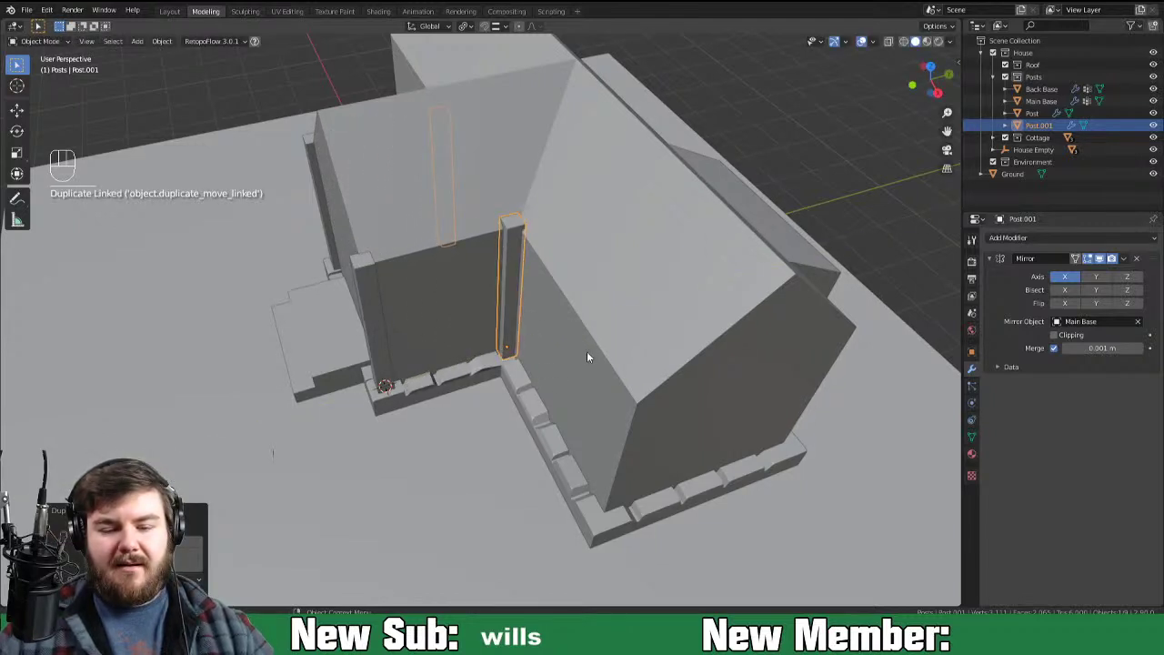
pyautogui.press('KP_7')
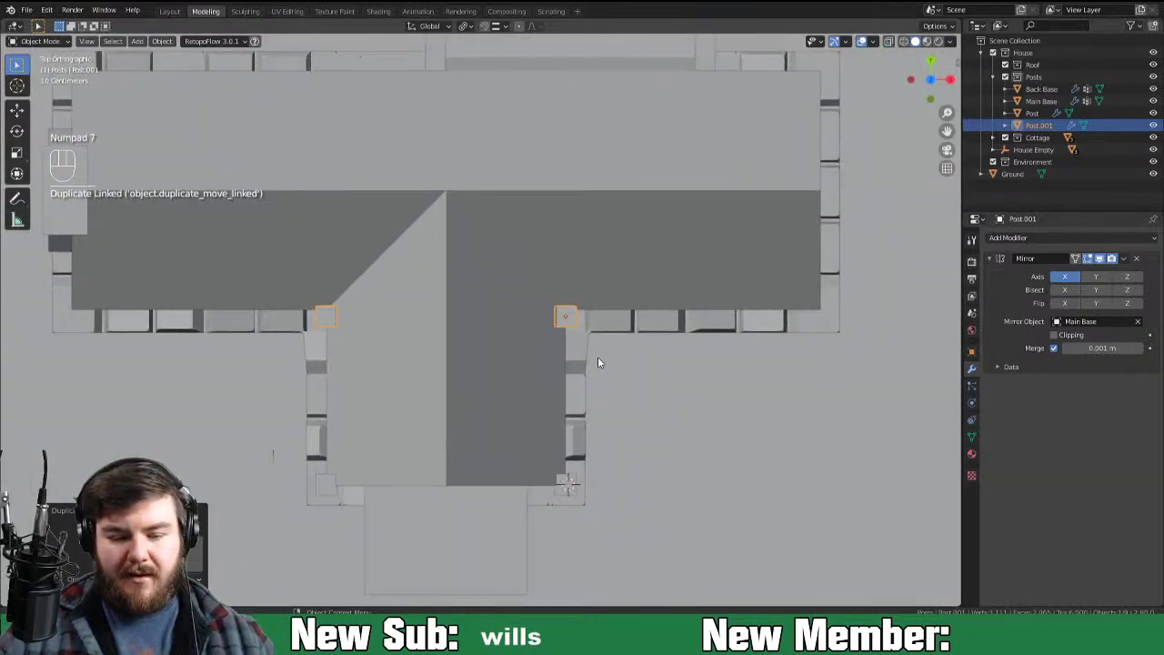
pyautogui.moveTo(603, 372); pyautogui.dragTo(563, 369)
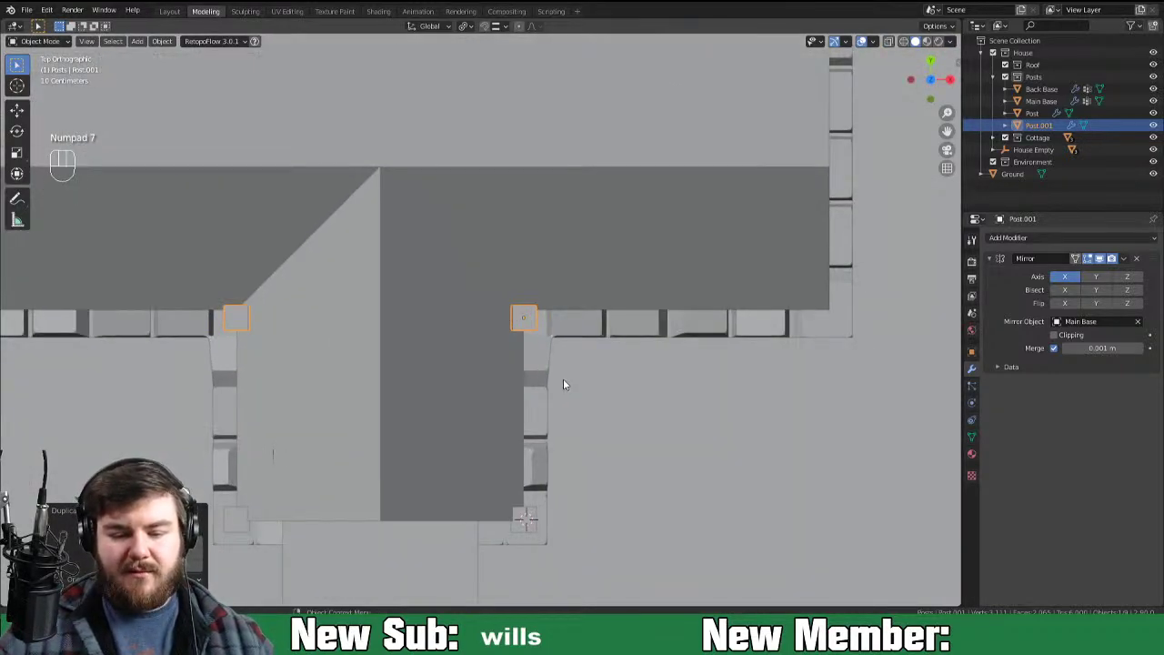
pyautogui.press('g')
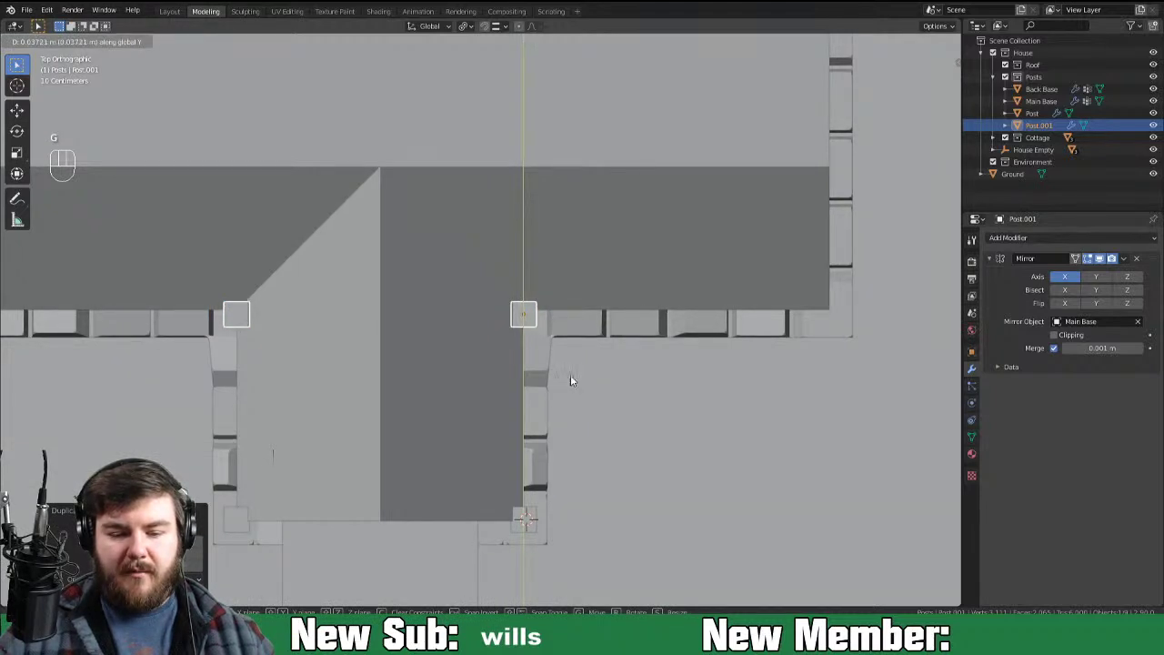
pyautogui.press('g')
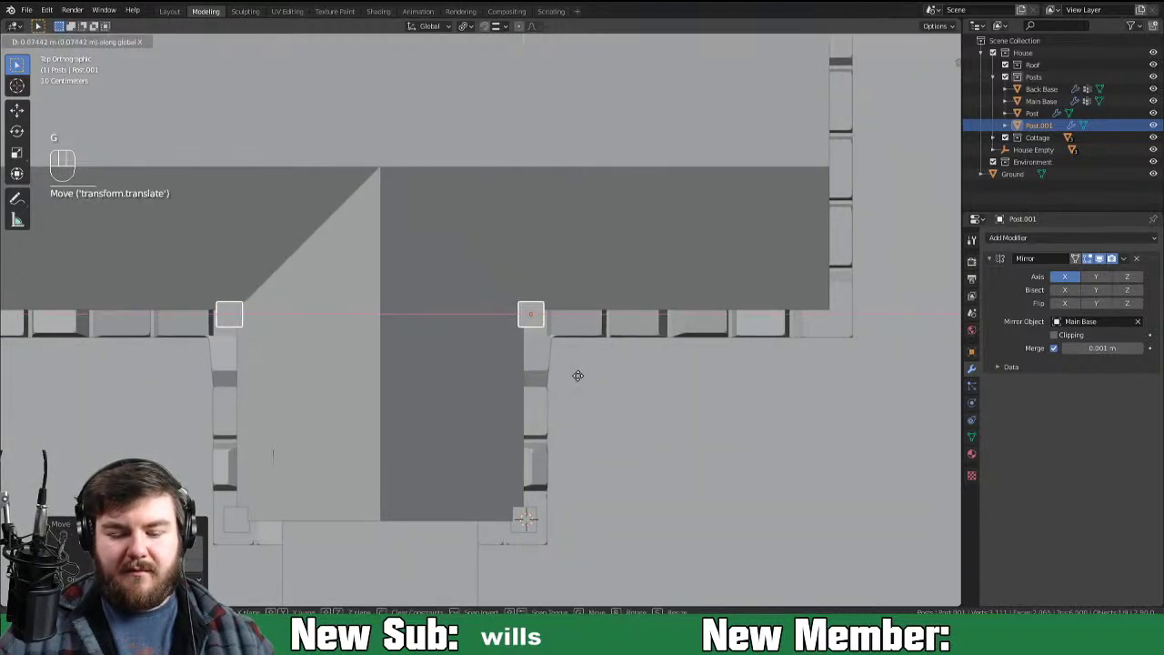
# Step: Inspect the copy against the wall corner in perspective and nudge it snugly into place
pyautogui.moveTo(585, 408); pyautogui.dragTo(476, 342)
pyautogui.moveTo(547, 337); pyautogui.dragTo(587, 291)
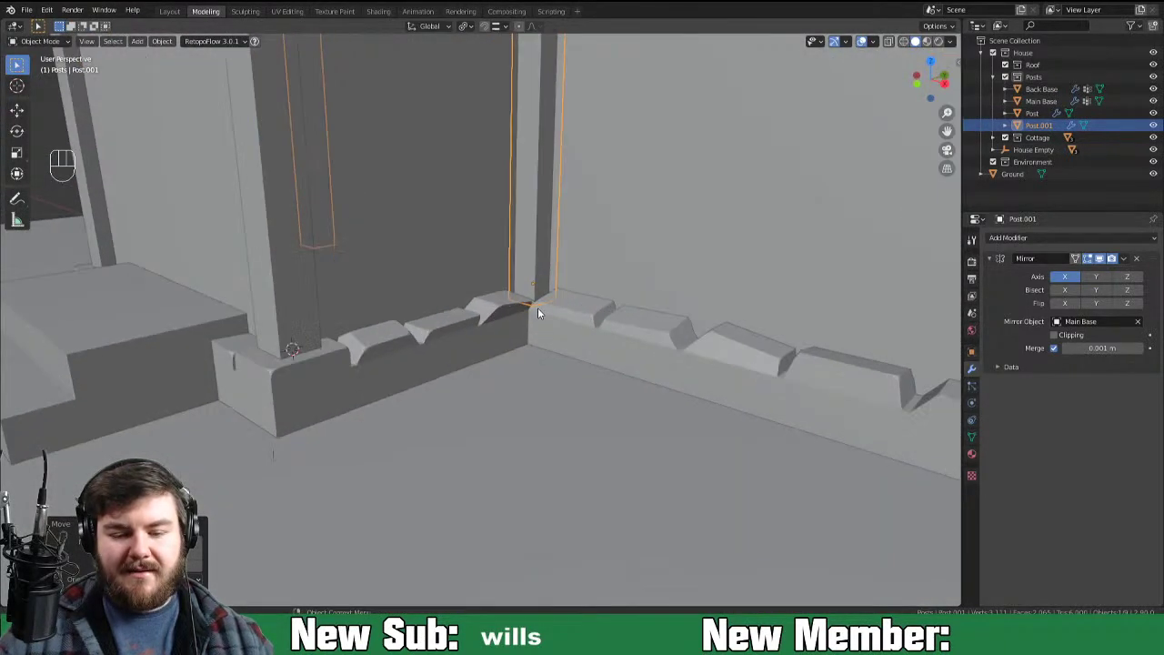
pyautogui.moveTo(550, 325); pyautogui.dragTo(522, 342)
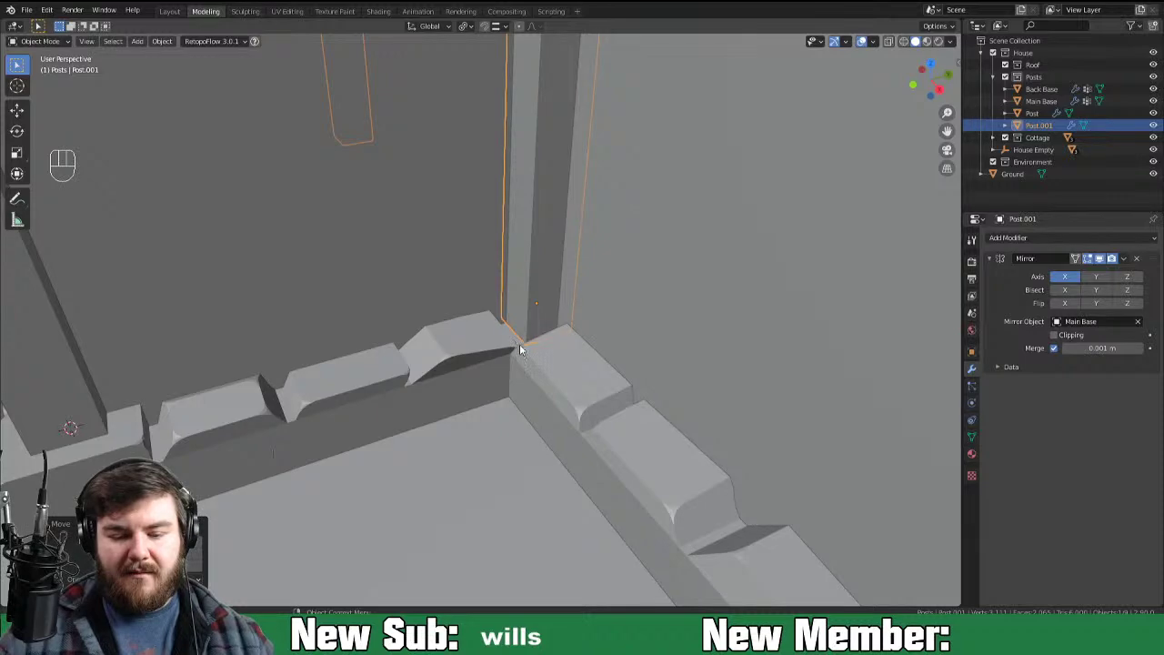
pyautogui.middleClick(565, 347)
pyautogui.moveTo(536, 382); pyautogui.dragTo(505, 400)
pyautogui.moveTo(536, 391); pyautogui.dragTo(559, 404)
pyautogui.press('g')
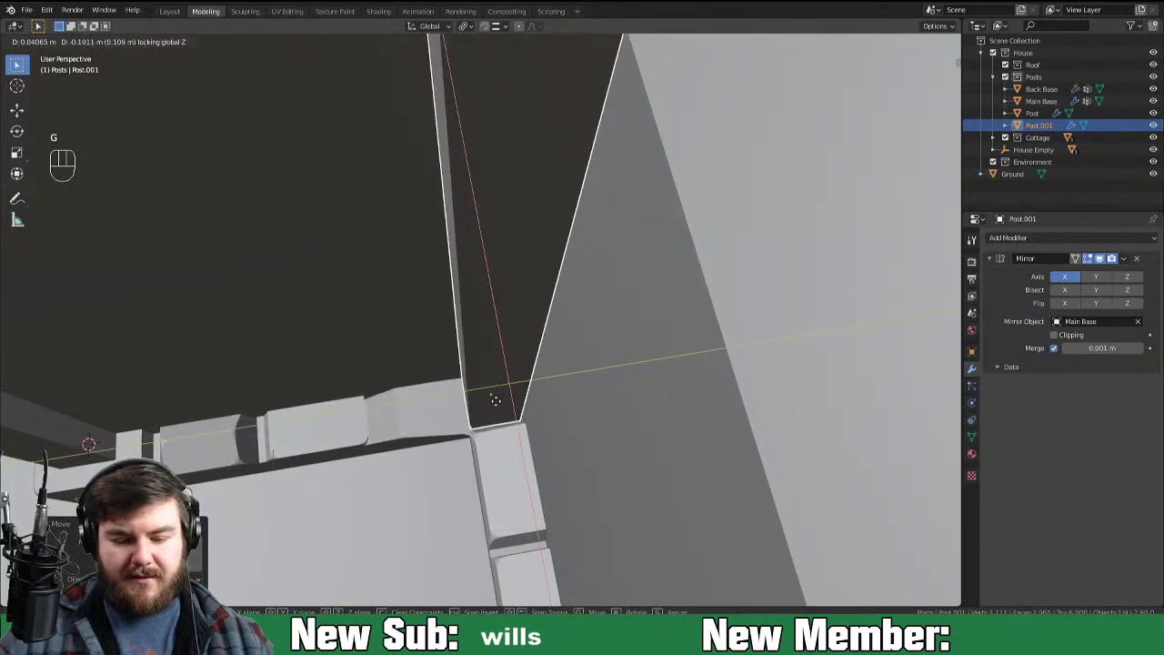
pyautogui.moveTo(476, 422); pyautogui.dragTo(552, 355)
pyautogui.moveTo(556, 366); pyautogui.dragTo(480, 402)
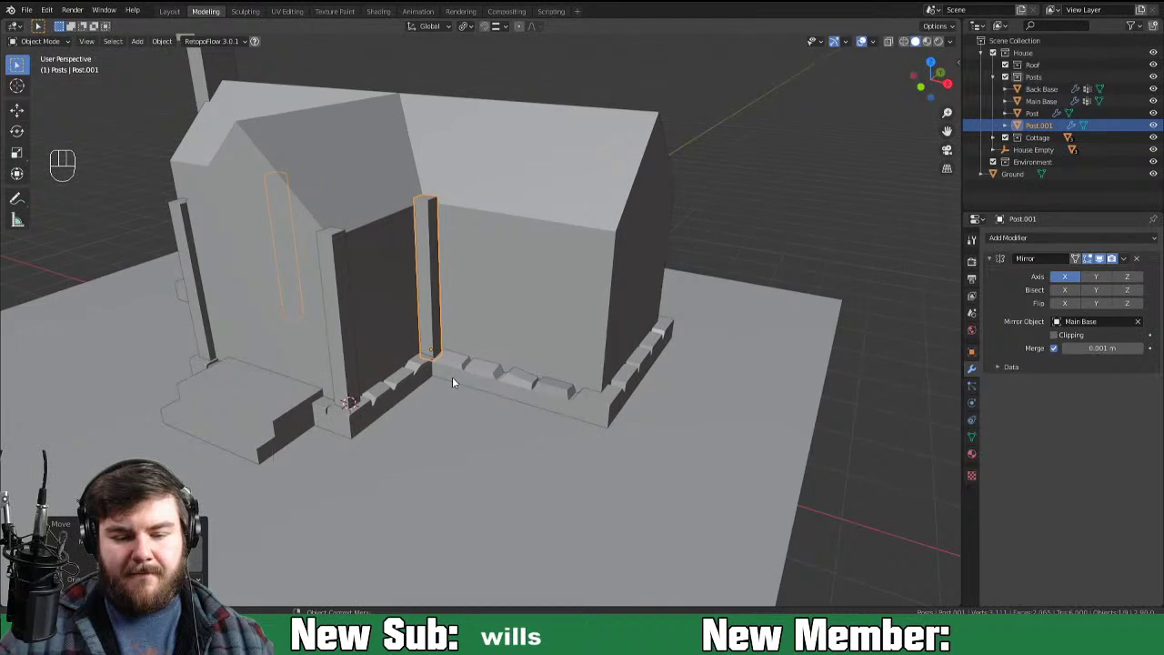
# Step: Duplicate the post as Post.002 and slide it along Y to the opposite front corner
pyautogui.press('alt+d')
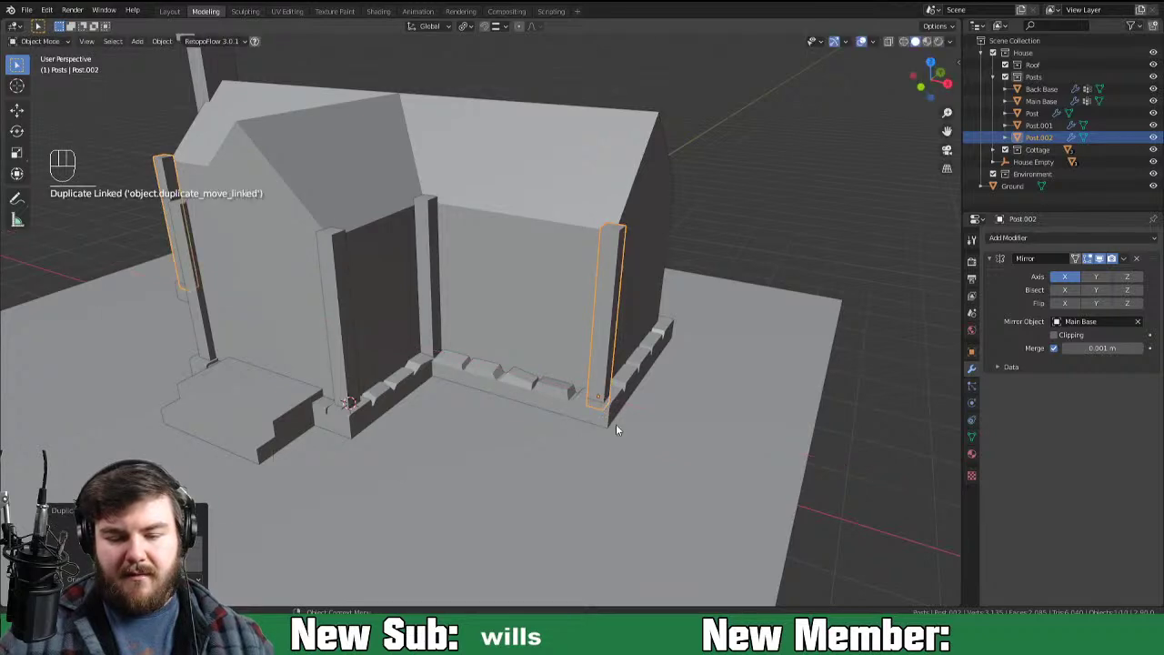
pyautogui.press('KP_7')
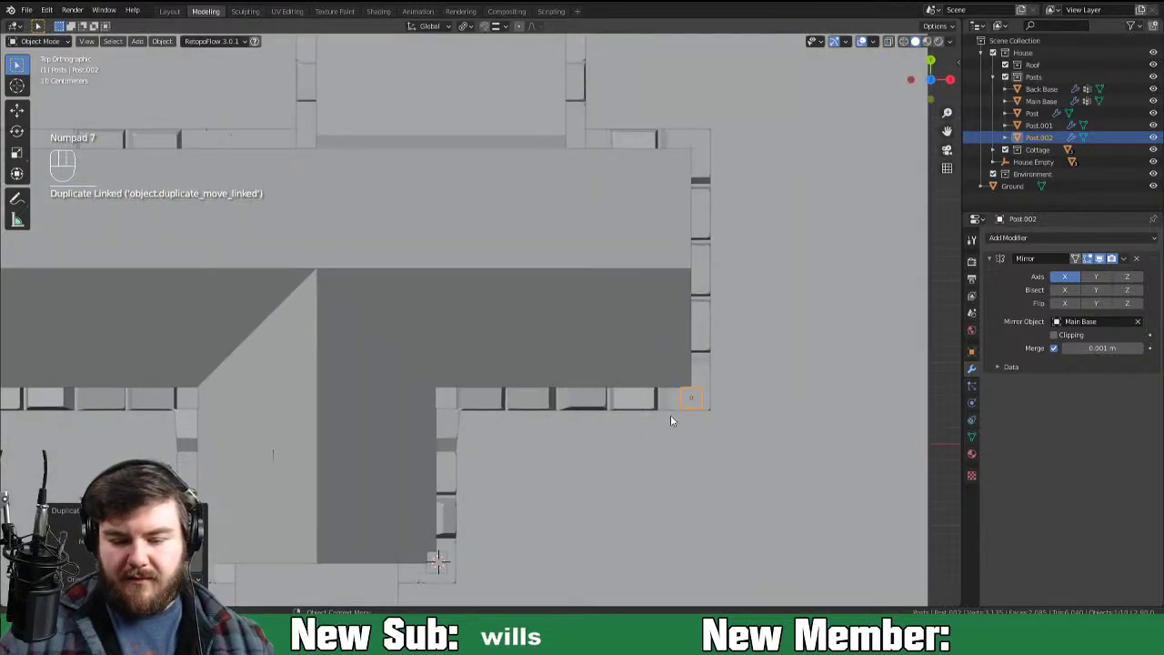
pyautogui.moveTo(667, 426); pyautogui.dragTo(592, 459)
pyautogui.press('g')
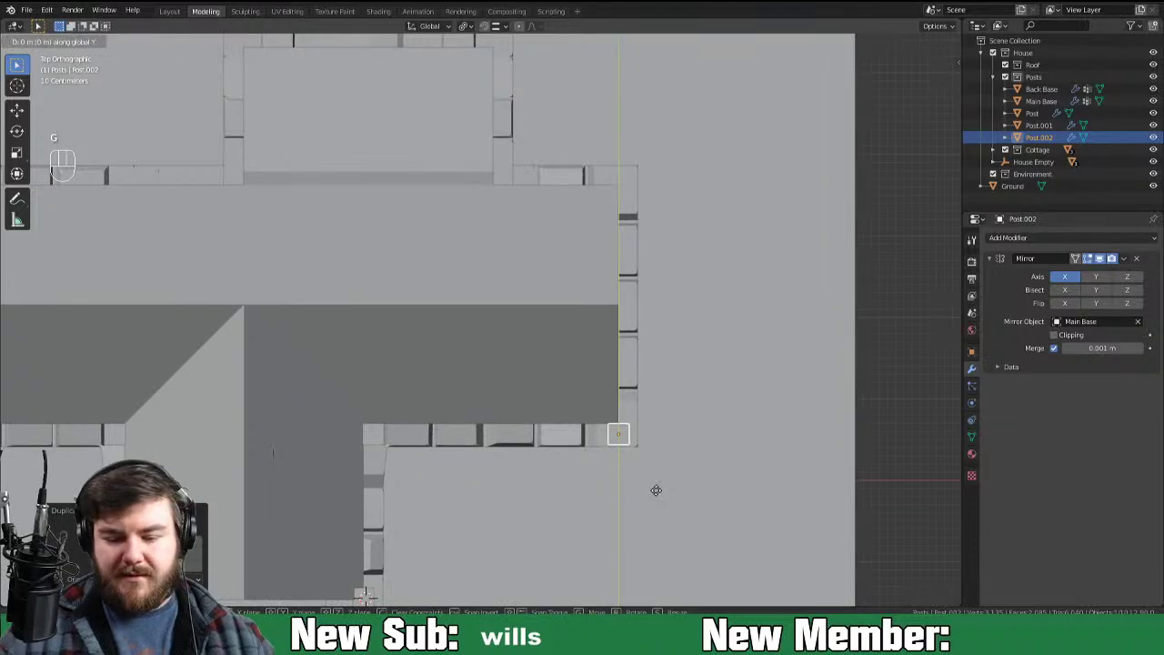
pyautogui.moveTo(696, 516); pyautogui.dragTo(557, 429)
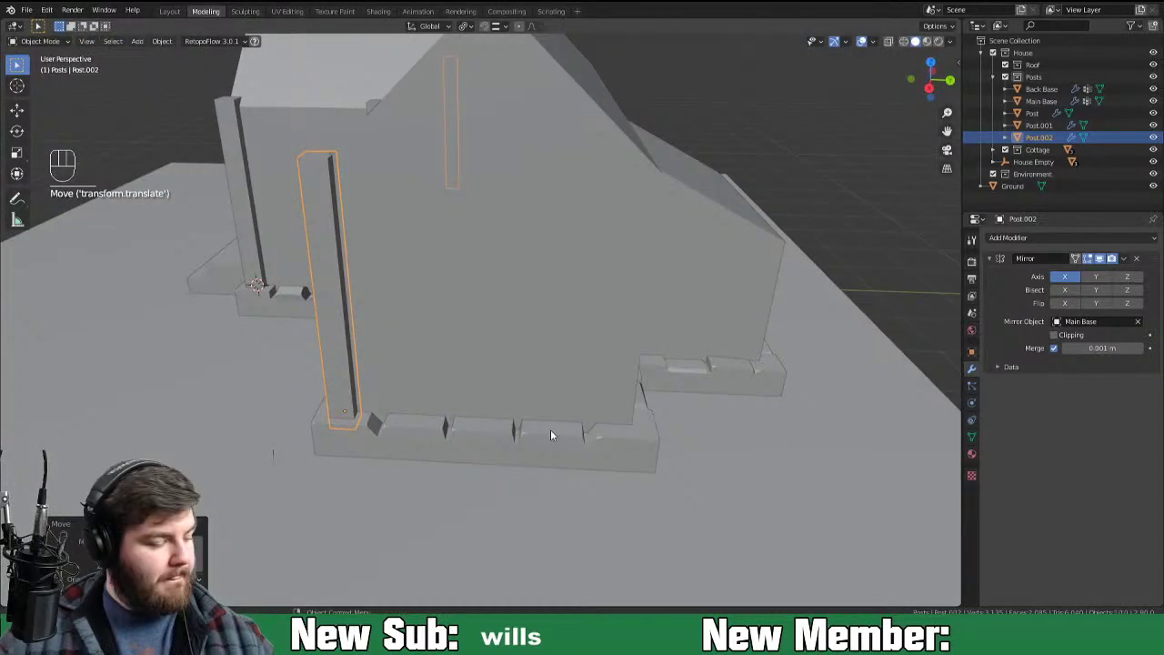
# Step: Duplicate the corner post pair again as Post.003 and select it at the main wall's outer corners
pyautogui.press('alt+d')
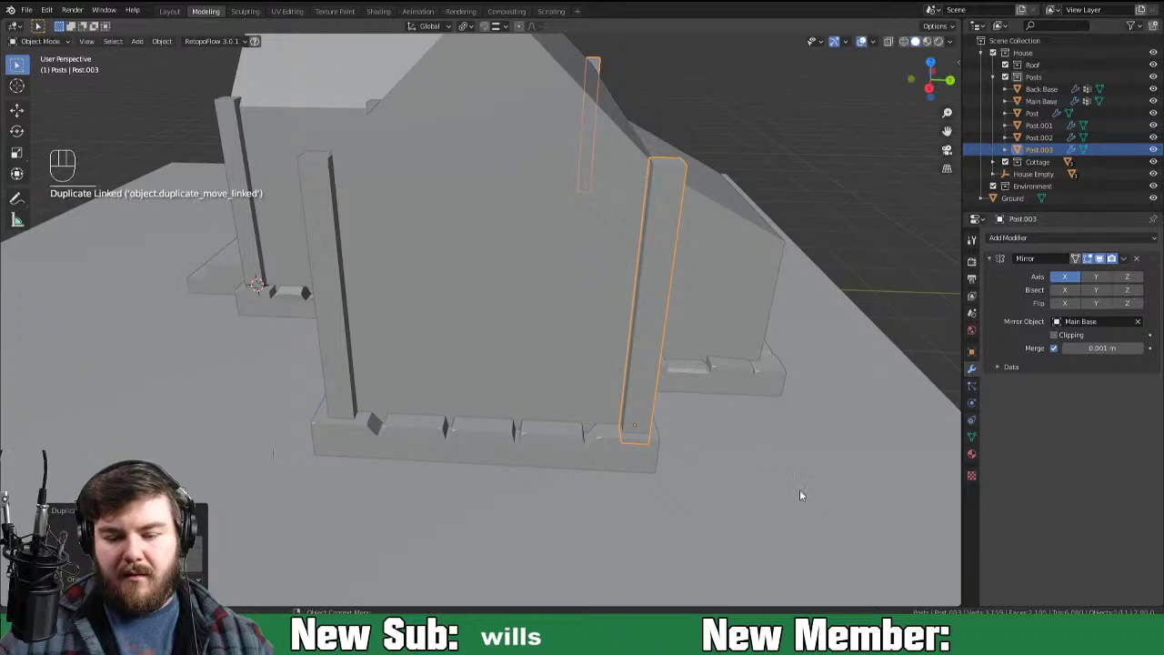
pyautogui.moveTo(783, 493); pyautogui.dragTo(665, 519)
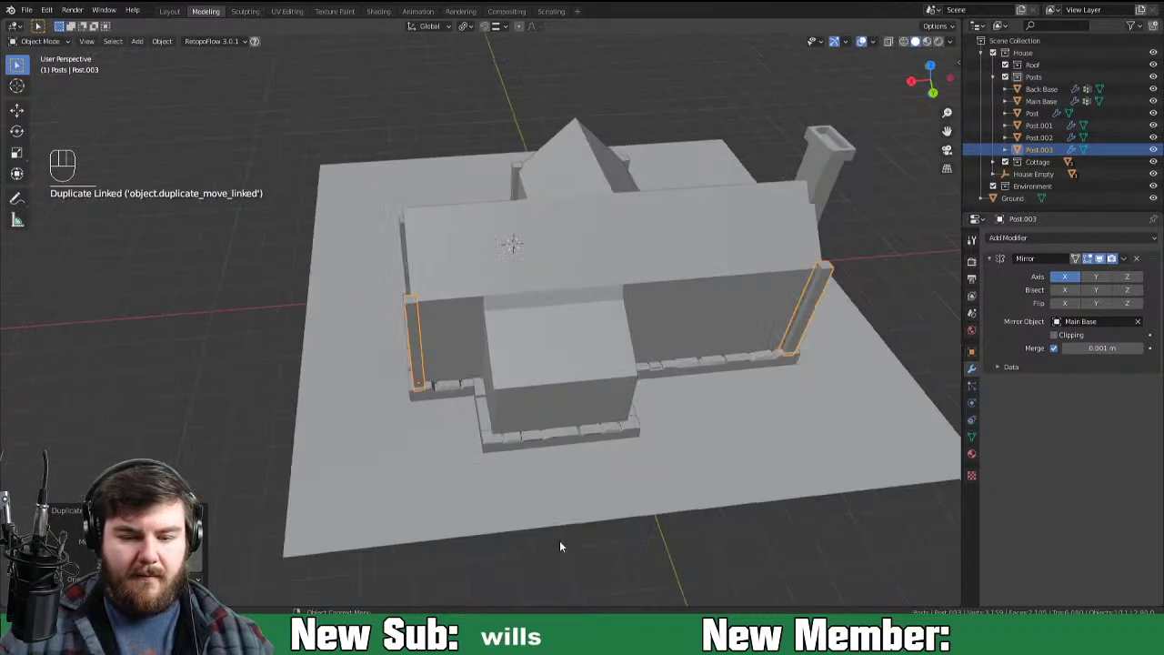
pyautogui.moveTo(405, 485); pyautogui.dragTo(434, 454)
pyautogui.moveTo(483, 426); pyautogui.dragTo(464, 438)
pyautogui.middleClick(497, 426)
pyautogui.click(558, 398)
pyautogui.click(523, 464)
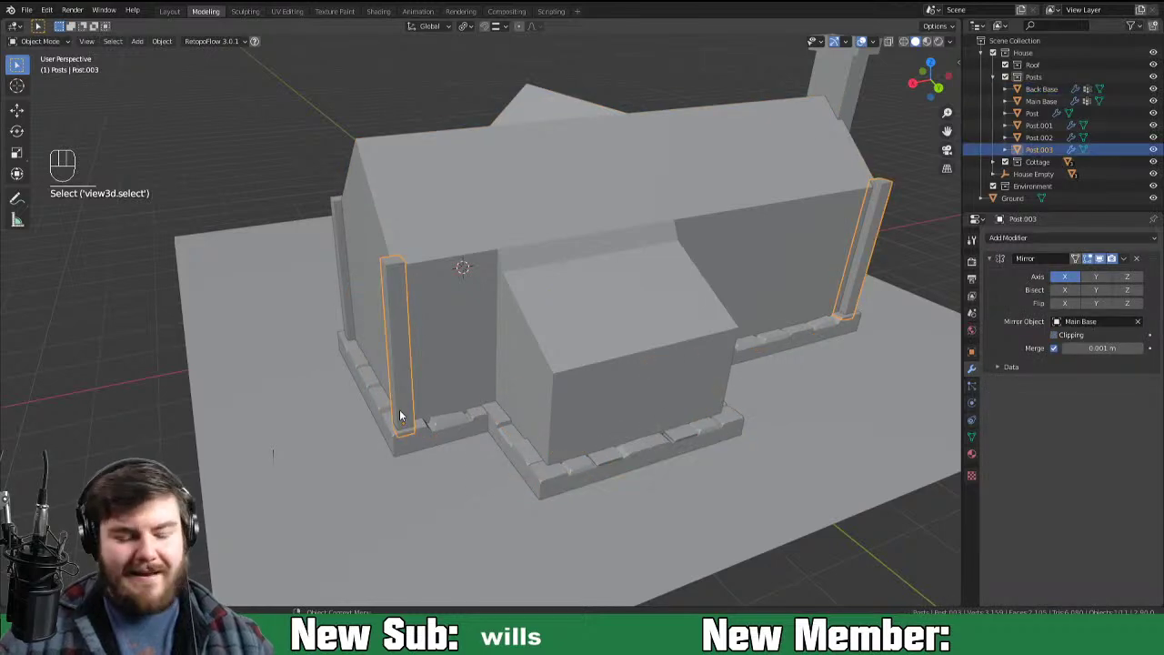
# Step: Duplicate the pair as Post.004 at the porch junction and set its Mirror Object to Back Base
pyautogui.press('shift+d')
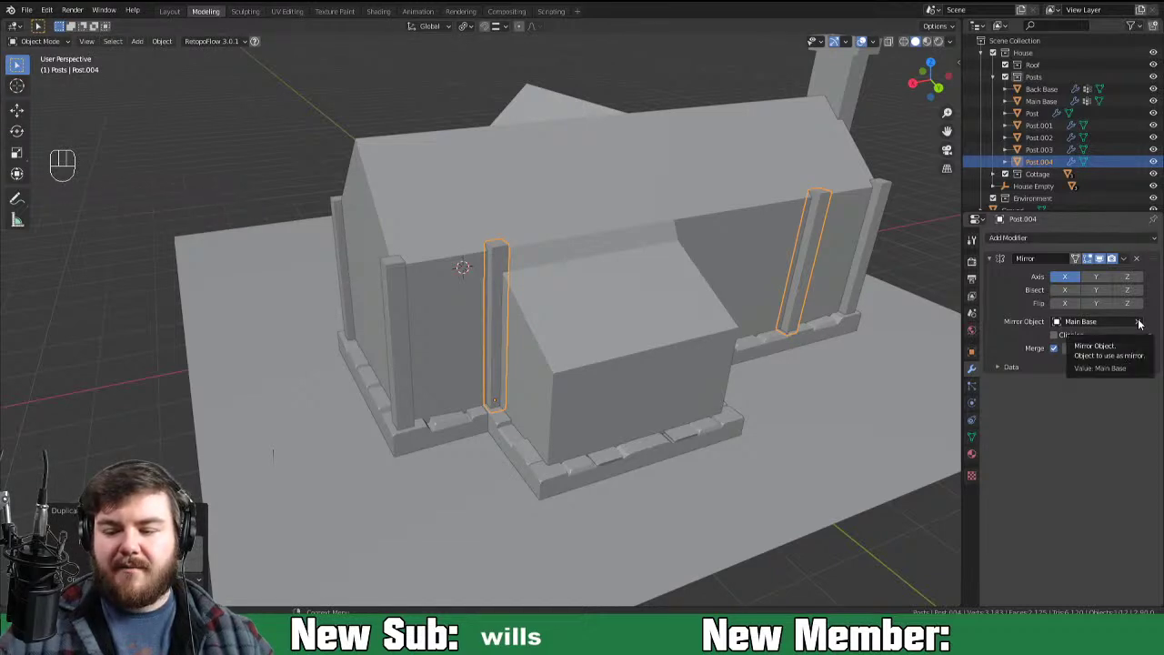
pyautogui.moveTo(1061, 329); pyautogui.dragTo(1060, 350)
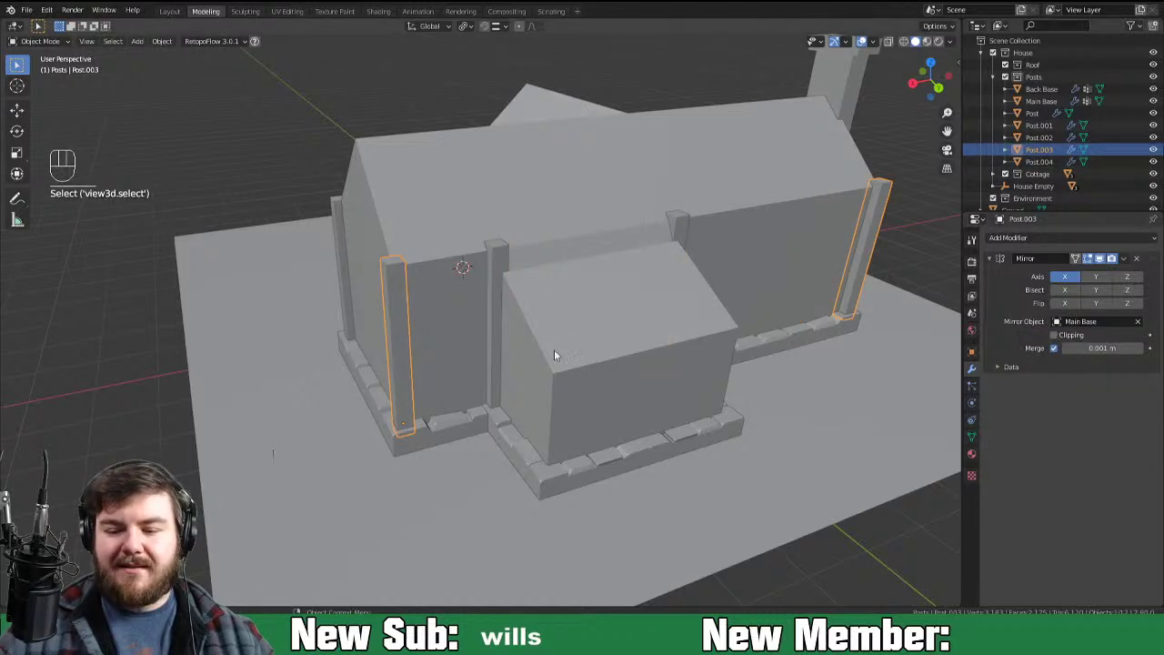
pyautogui.moveTo(516, 382); pyautogui.dragTo(471, 421)
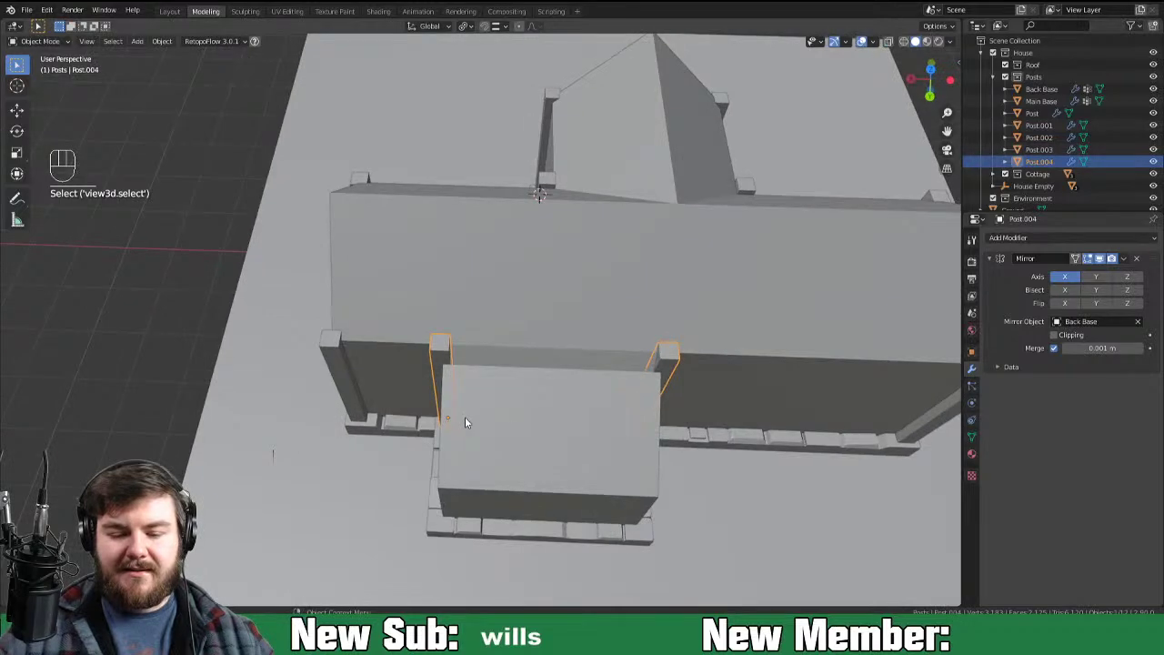
pyautogui.moveTo(554, 431); pyautogui.dragTo(635, 386)
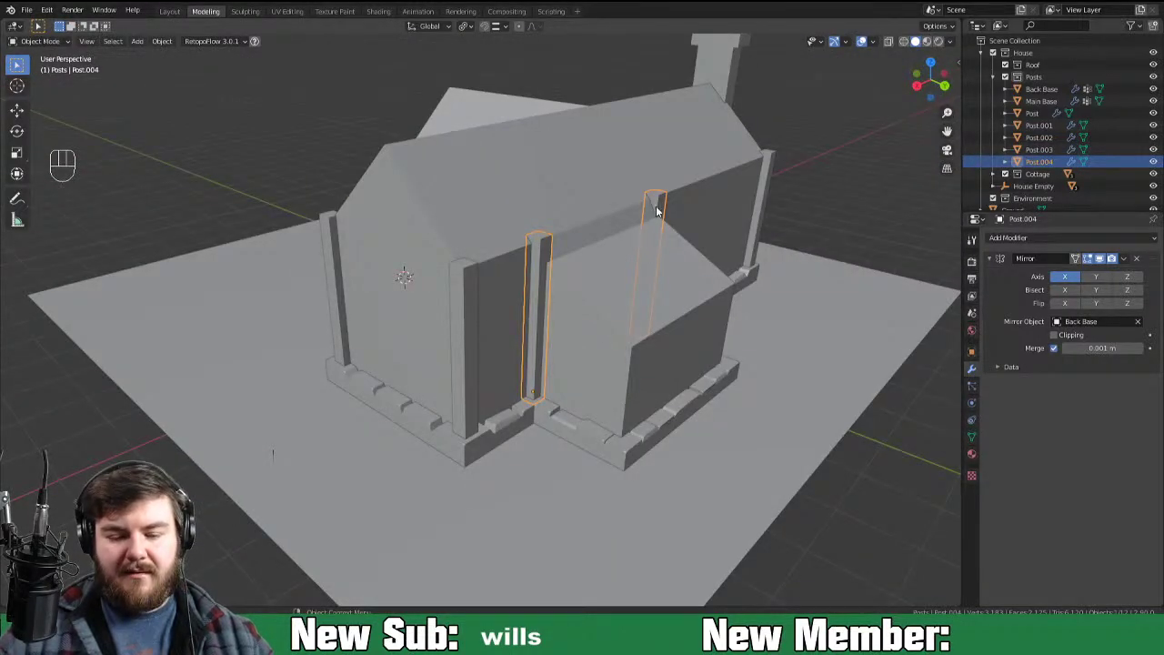
# Step: Lower the inner corner post's top face in Edit Mode to shorten it
pyautogui.press('Tab')
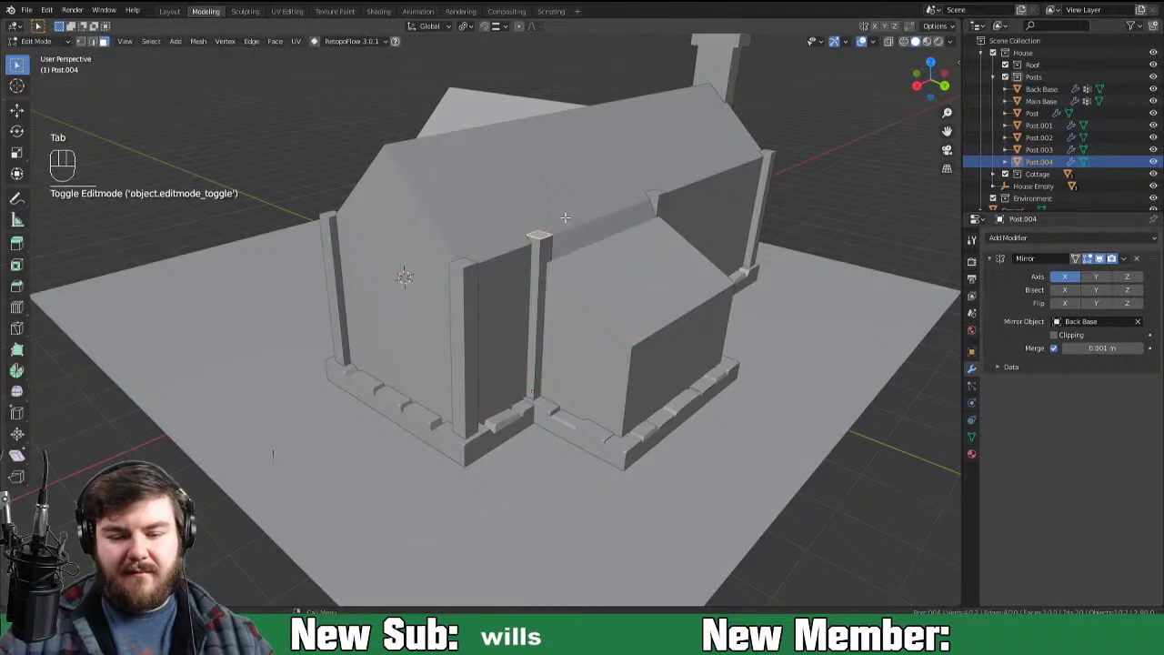
pyautogui.press('g')
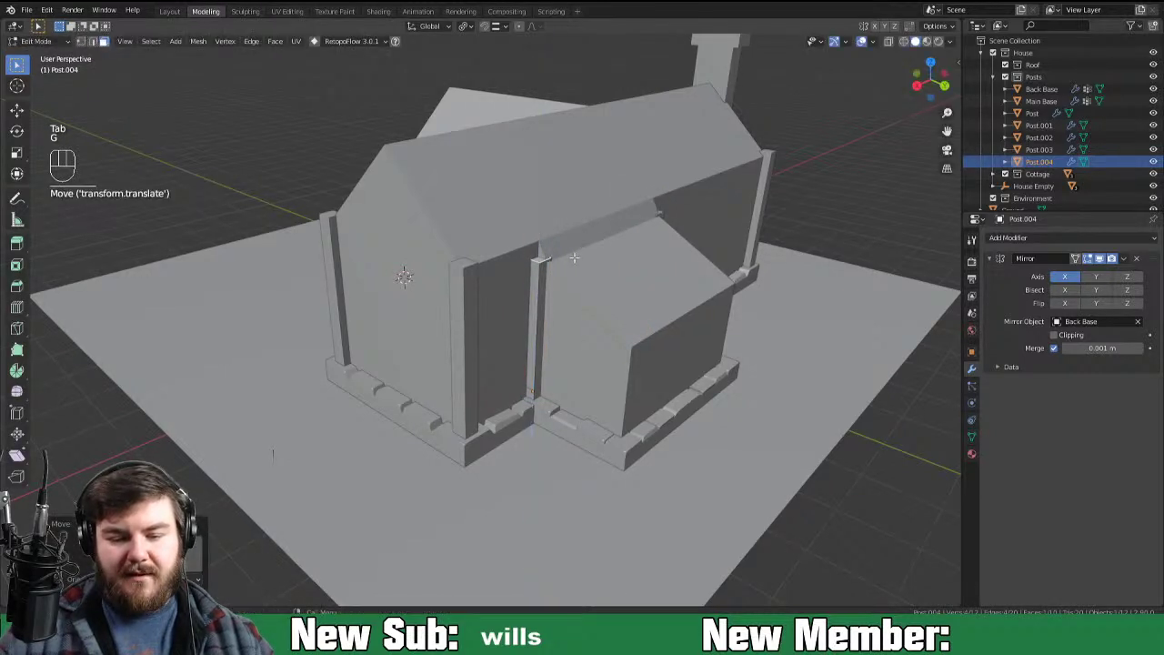
pyautogui.press('Tab')
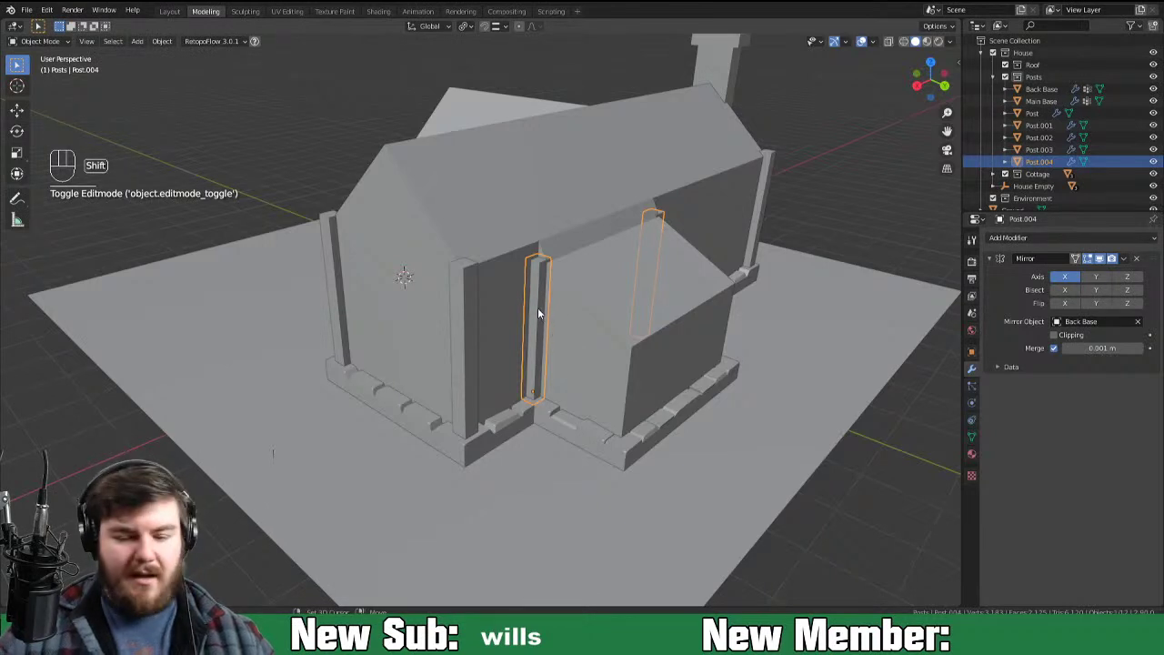
# Step: Duplicate the pair as Post.005 at the porch front, scale it shorter on Z, then enter the Cottage mesh
pyautogui.press('alt+d')
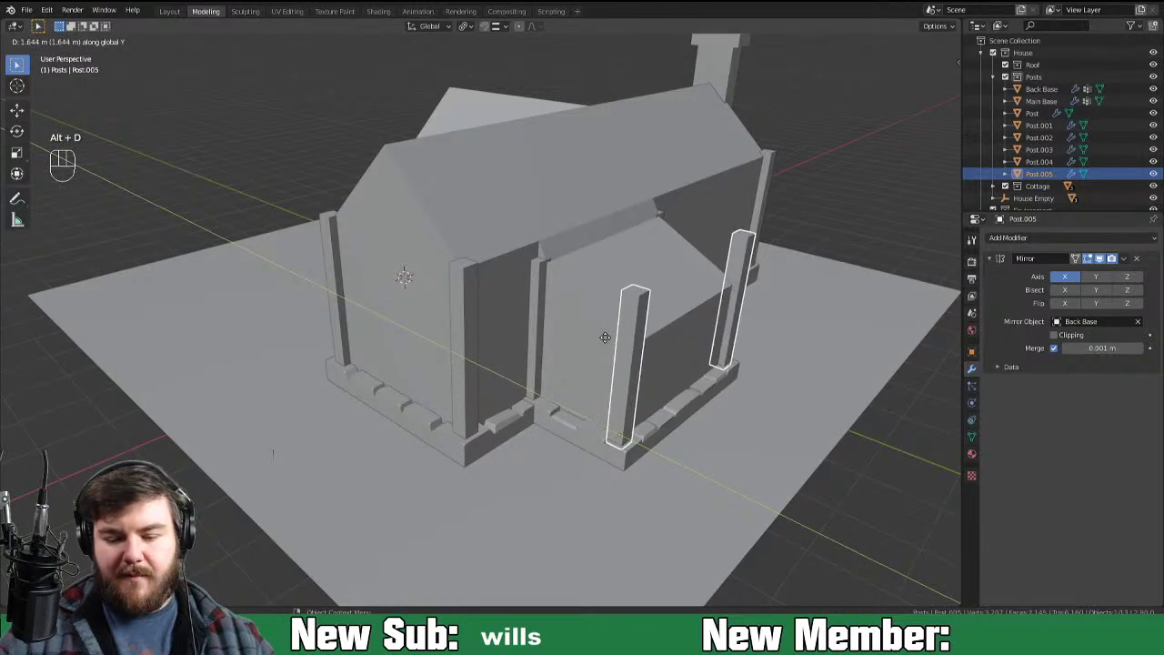
pyautogui.press('s')
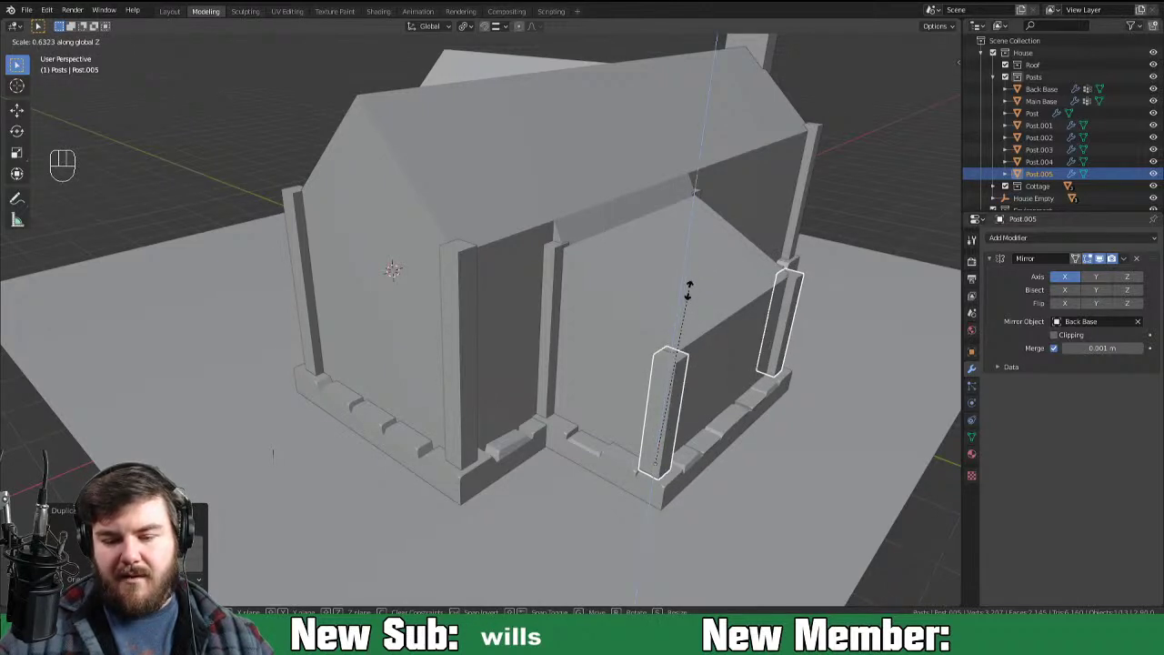
pyautogui.moveTo(734, 384); pyautogui.dragTo(650, 377)
pyautogui.press('Tab')
pyautogui.click(489, 335)
pyautogui.middleClick(589, 332)
pyautogui.press('Tab')
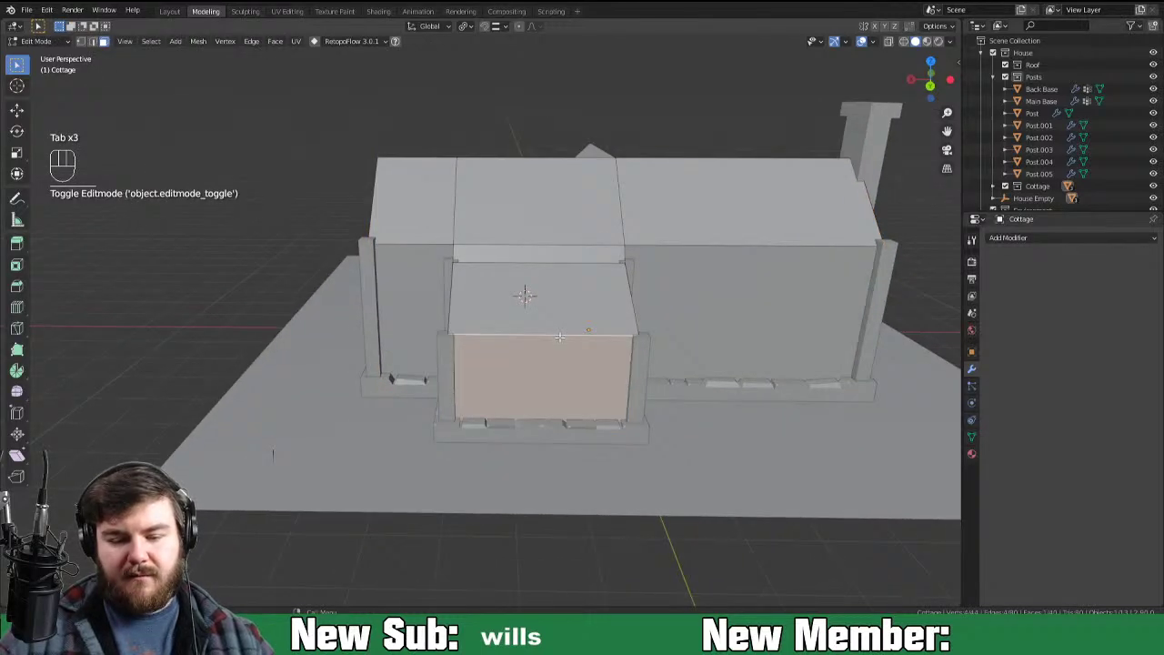
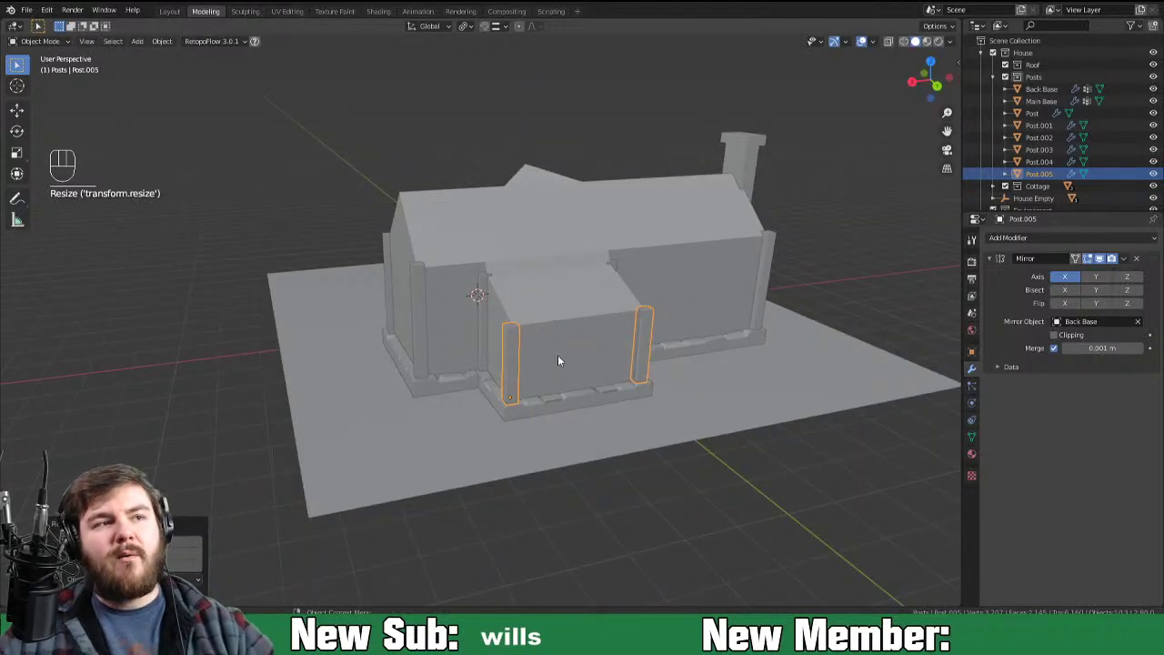
# Step: Select the House Empty, test rotating the whole house around Z and put it back
pyautogui.moveTo(574, 362); pyautogui.dragTo(756, 373)
pyautogui.middleClick(494, 431)
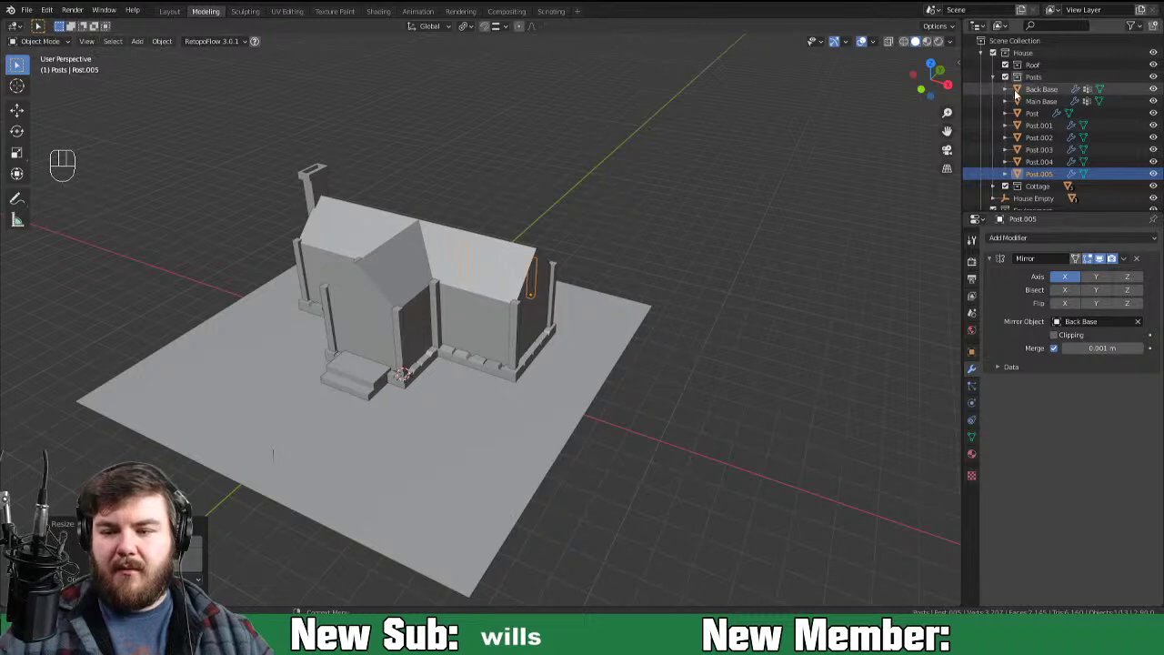
pyautogui.click(1023, 99)
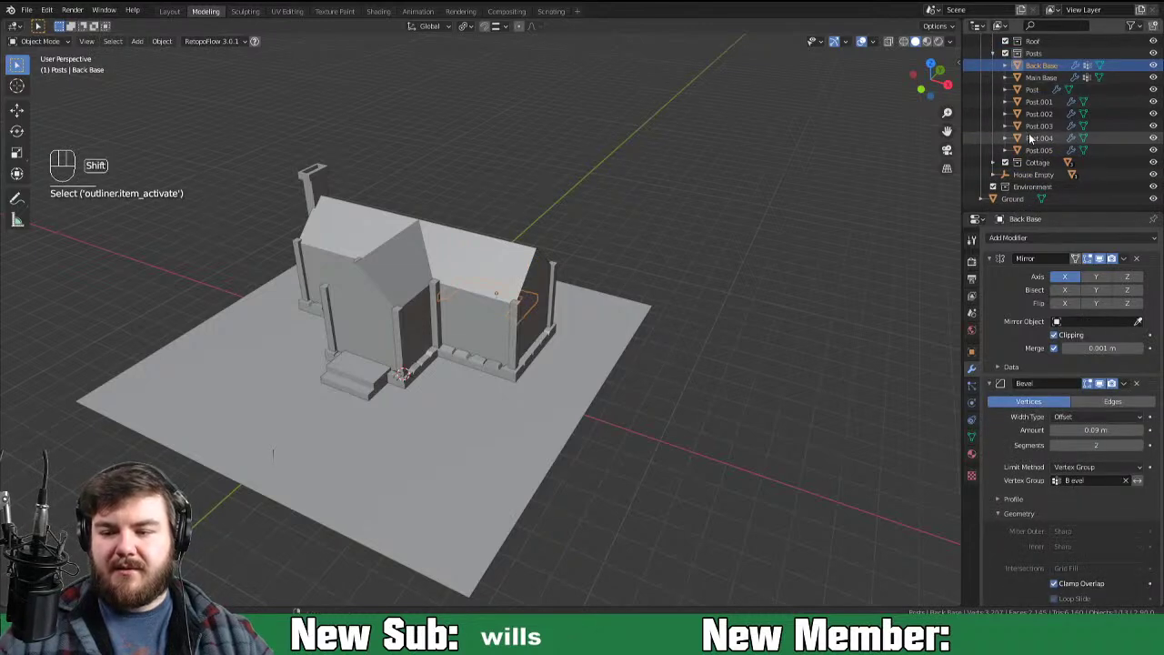
pyautogui.moveTo(1021, 76); pyautogui.dragTo(1030, 181)
pyautogui.click(994, 182)
pyautogui.press('r')
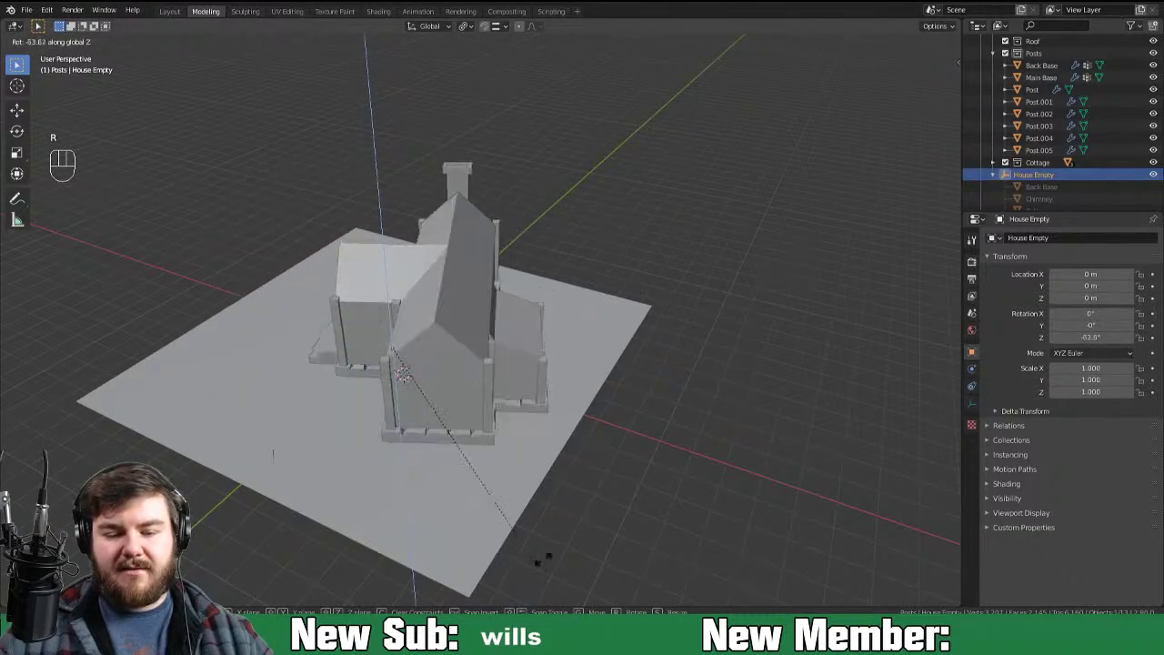
pyautogui.moveTo(638, 373); pyautogui.dragTo(667, 384)
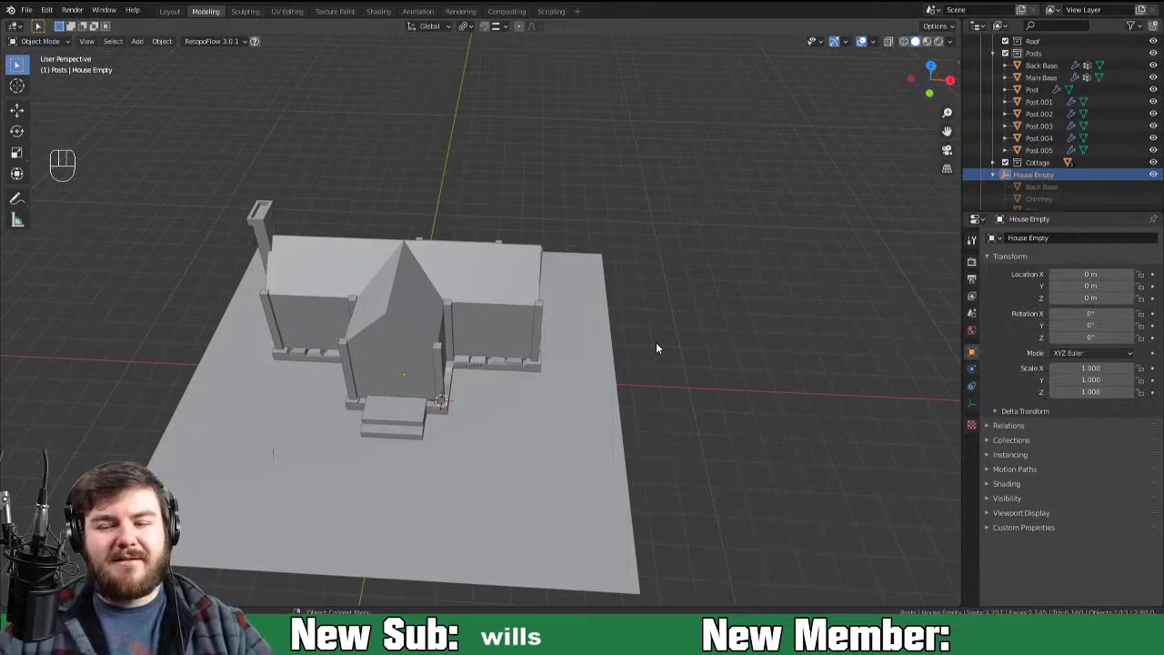
# Step: Settle on a front view, collapse the Posts collection and make the Roof collection active
pyautogui.moveTo(649, 393); pyautogui.dragTo(671, 367)
pyautogui.moveTo(623, 395); pyautogui.dragTo(576, 400)
pyautogui.moveTo(497, 422); pyautogui.dragTo(578, 415)
pyautogui.moveTo(543, 422); pyautogui.dragTo(561, 426)
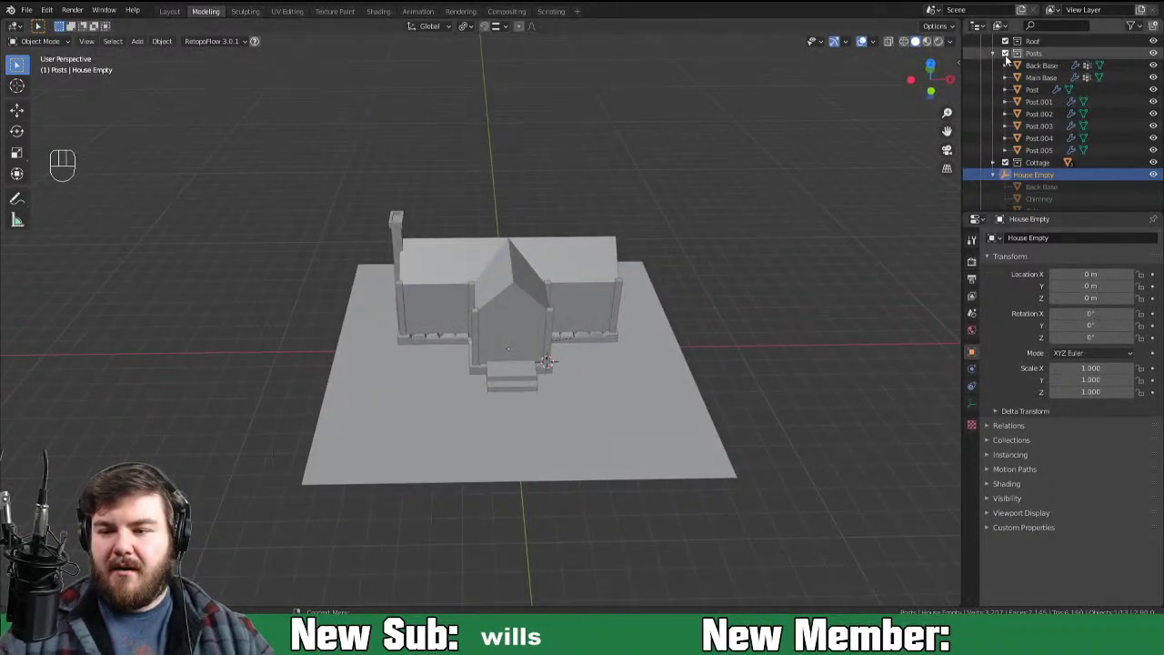
pyautogui.click(995, 58)
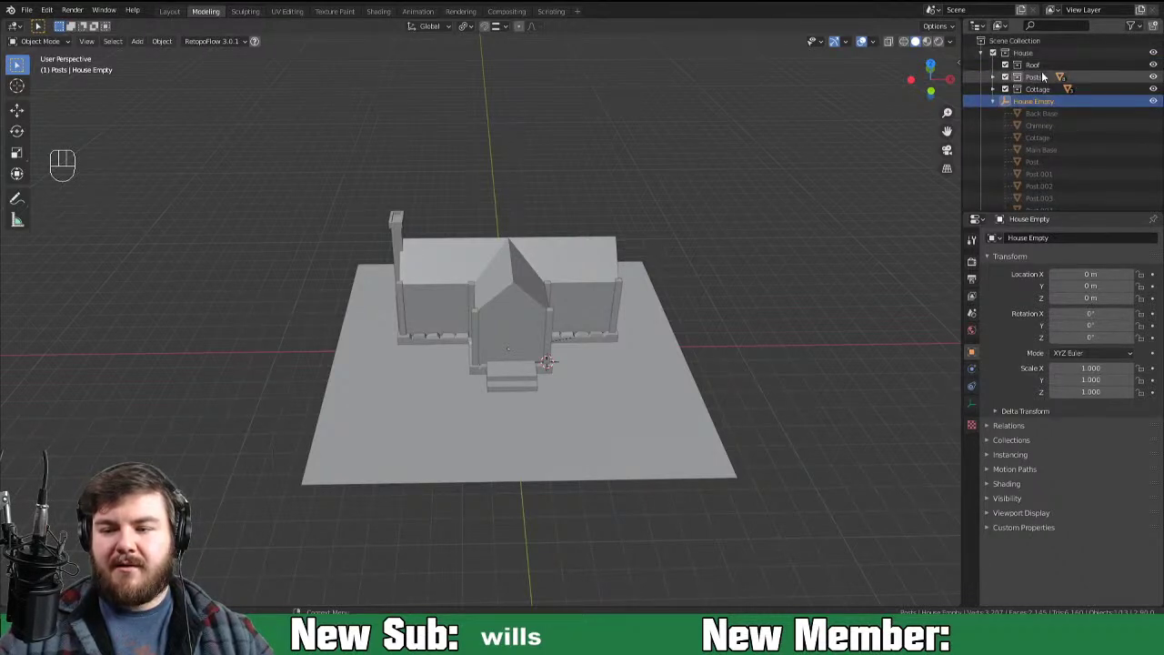
pyautogui.click(1049, 68)
pyautogui.moveTo(637, 339); pyautogui.dragTo(550, 312)
pyautogui.middleClick(527, 329)
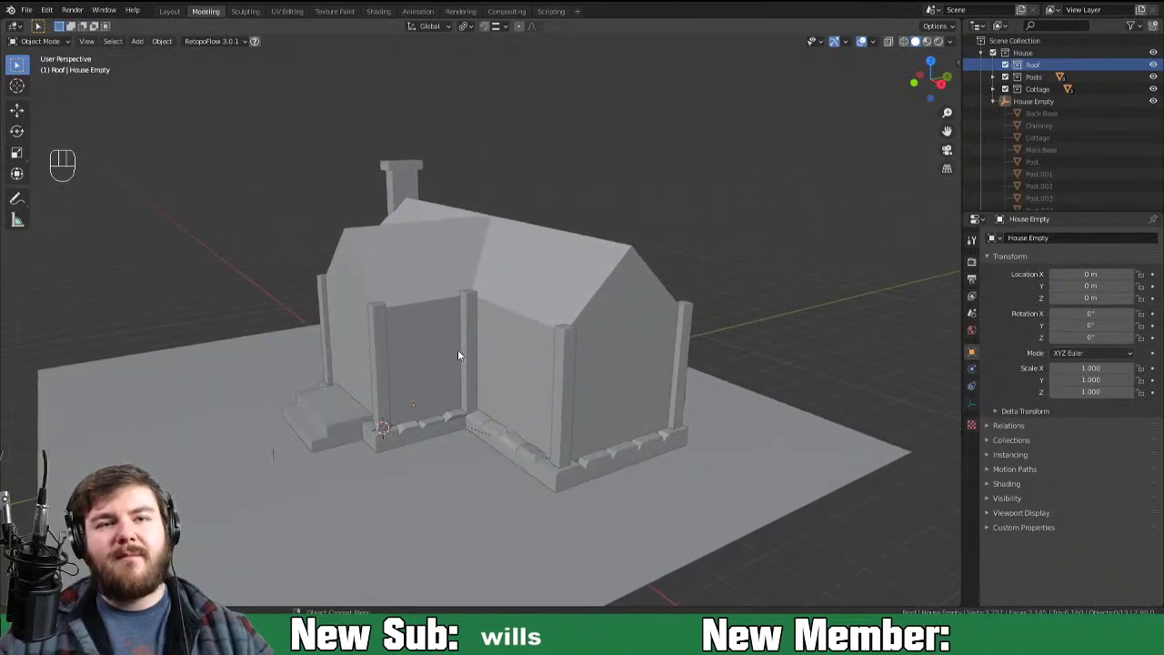
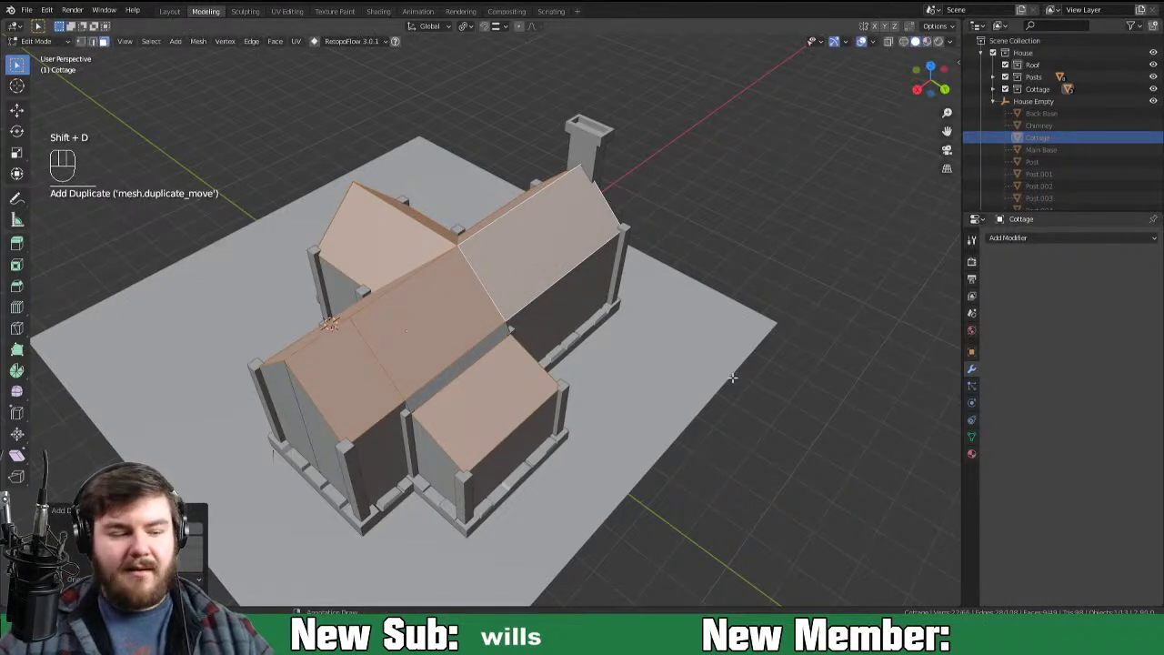
# Step: Separate the selected roof faces into Cottage.001 with P > Selection and return to Object Mode
pyautogui.press('p')
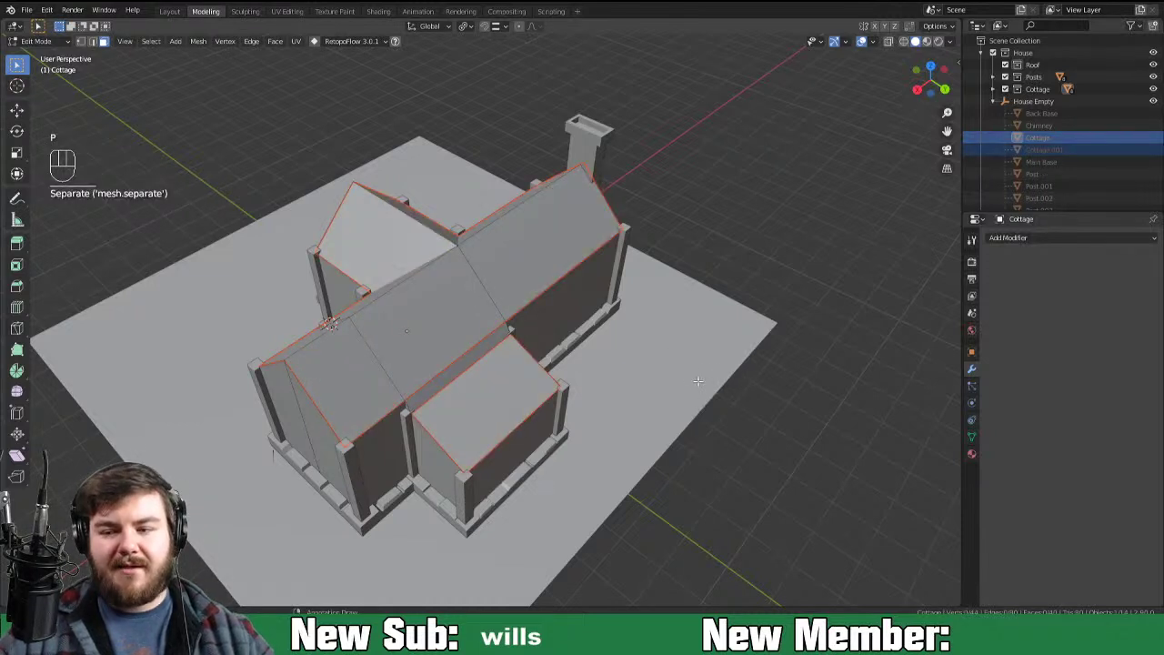
pyautogui.press('Tab')
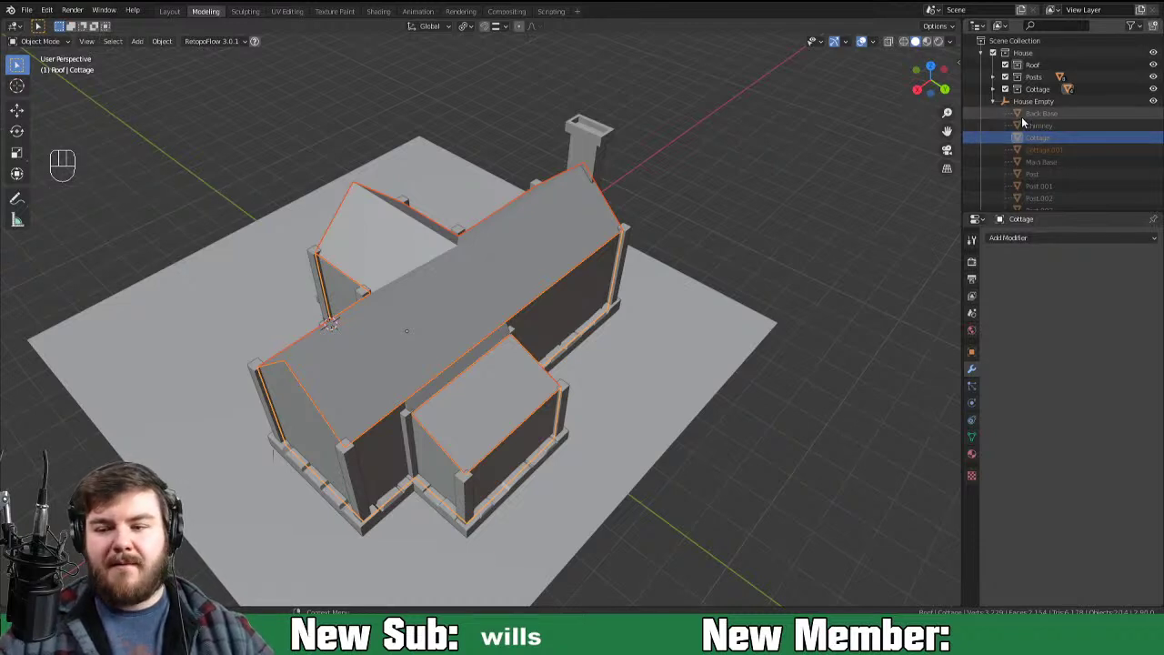
# Step: Move Cottage.001 from the Cottage collection into the Roof collection in the Outliner
pyautogui.click(996, 97)
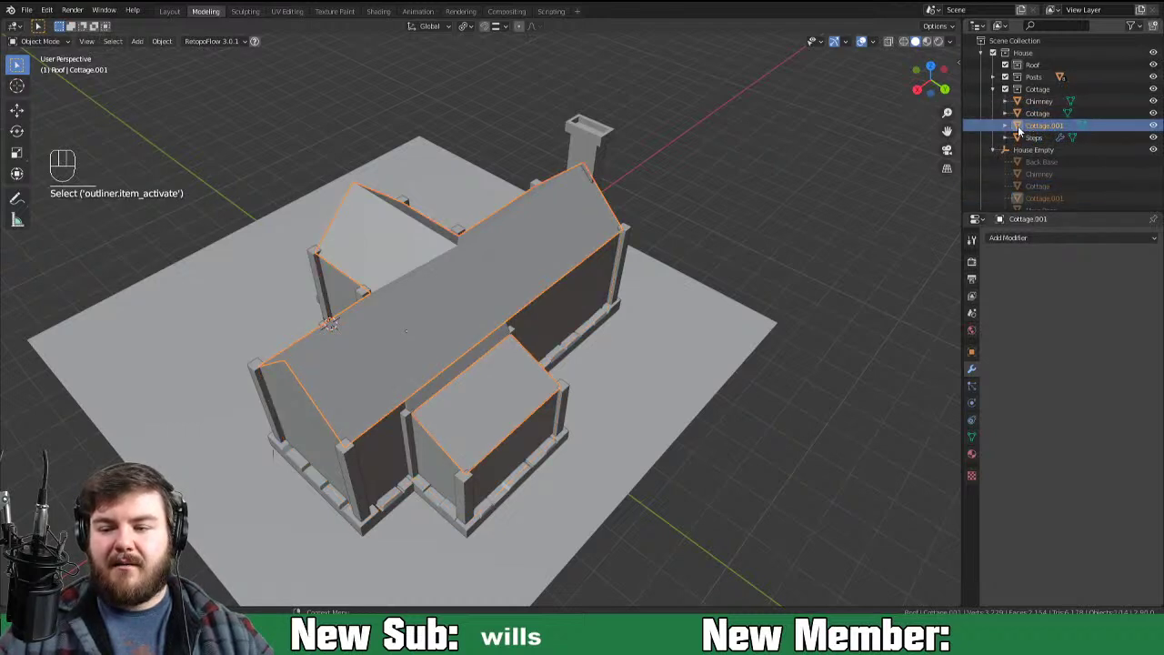
pyautogui.moveTo(1023, 133); pyautogui.dragTo(1046, 72)
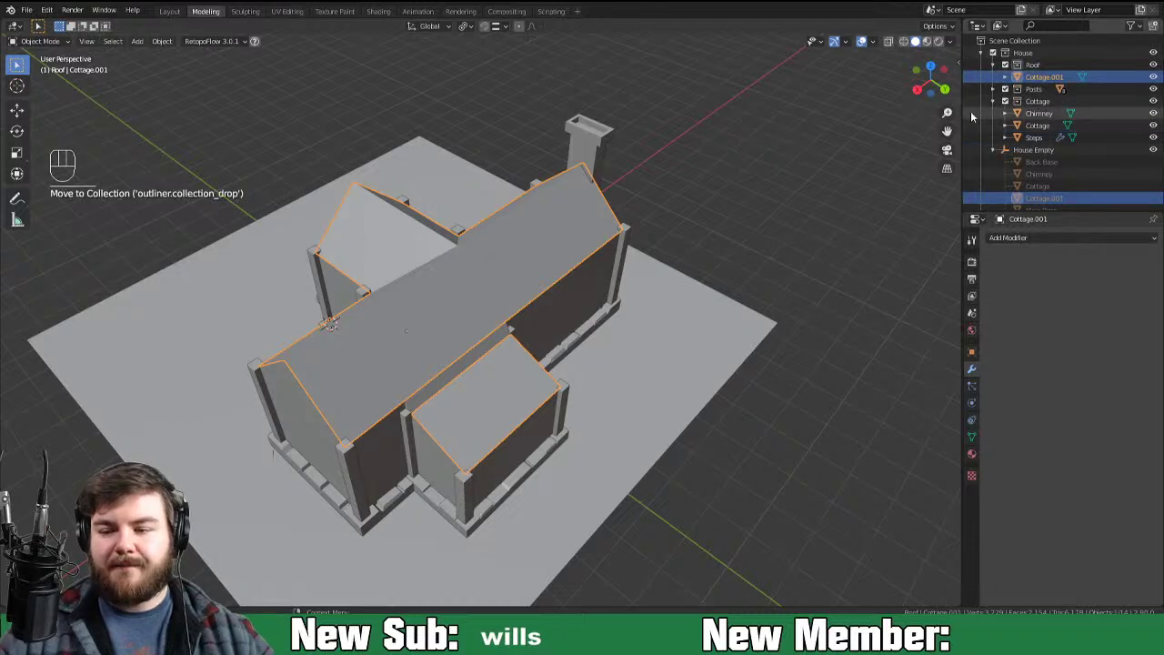
pyautogui.click(998, 109)
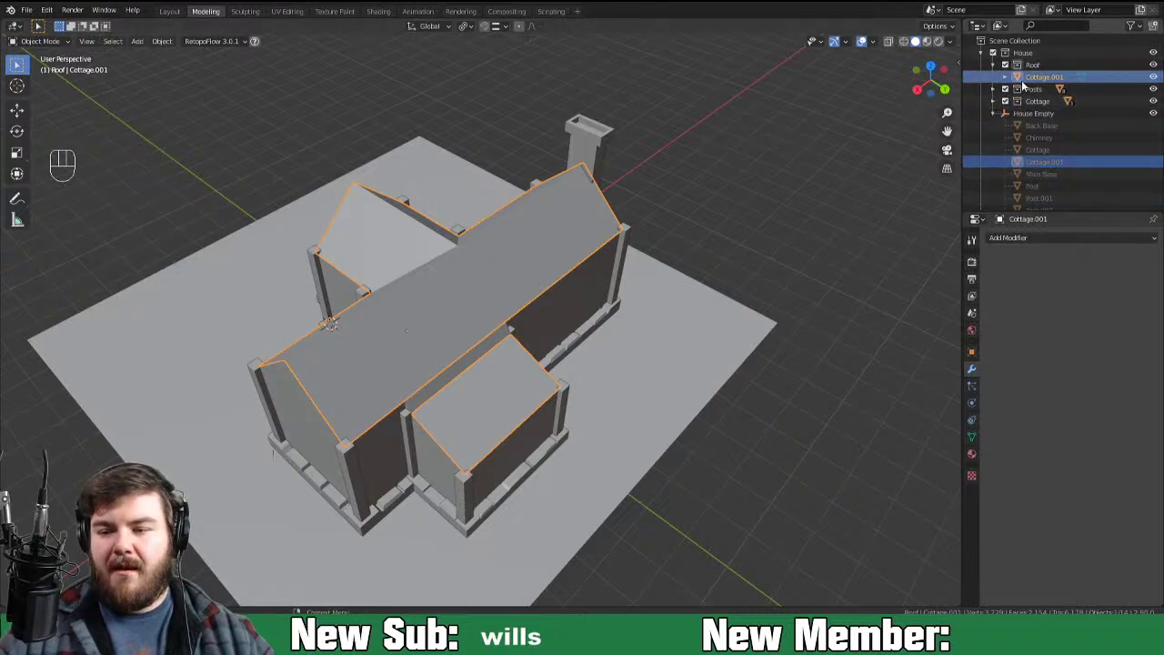
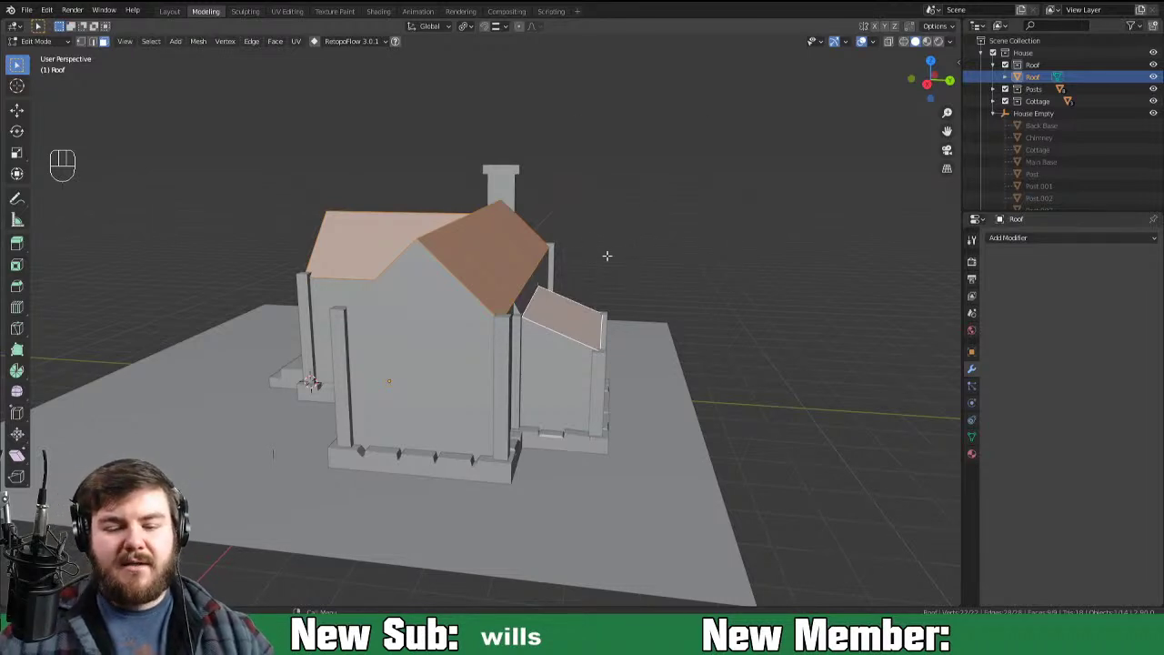
# Step: Enlarge the roof in Edit Mode so it overhangs the cottage walls, checking from several angles
pyautogui.rightClick(609, 231)
pyautogui.press('Tab')
pyautogui.moveTo(687, 205); pyautogui.dragTo(776, 249)
pyautogui.moveTo(645, 302); pyautogui.dragTo(698, 302)
pyautogui.moveTo(470, 260); pyautogui.dragTo(530, 265)
pyautogui.moveTo(585, 254); pyautogui.dragTo(612, 304)
pyautogui.moveTo(749, 323); pyautogui.dragTo(543, 311)
pyautogui.moveTo(452, 351); pyautogui.dragTo(557, 302)
pyautogui.press('Tab')
pyautogui.press('s')
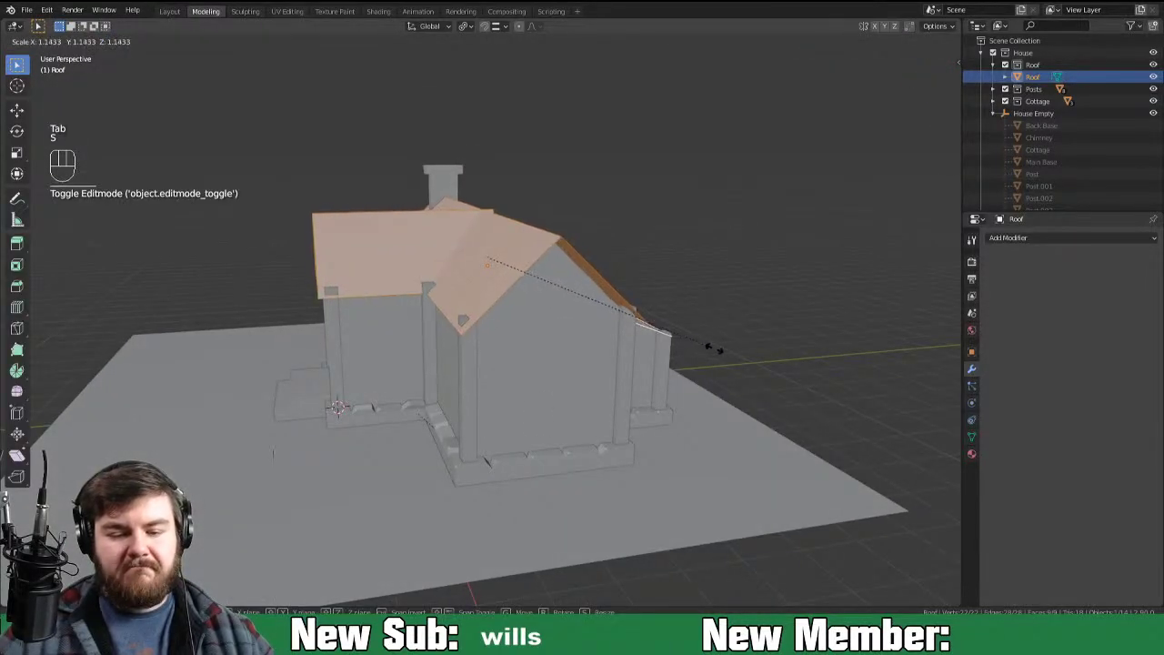
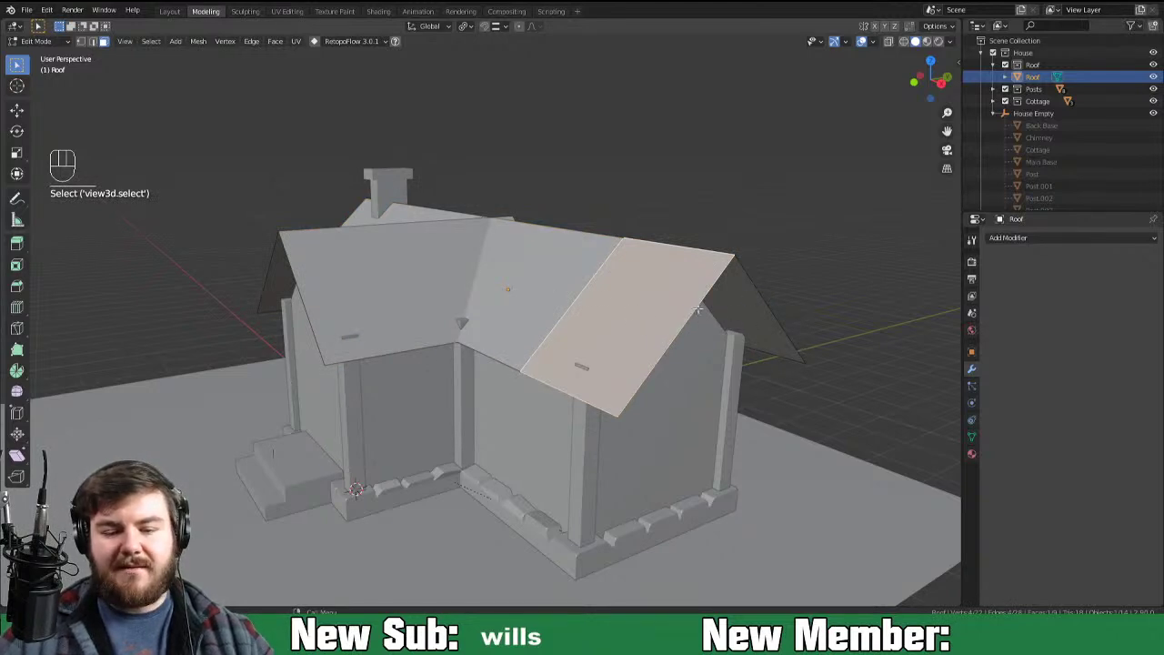
# Step: Select the side roof section and scale it inward along X to about 0.85 from front view
pyautogui.press('ctrl+l')
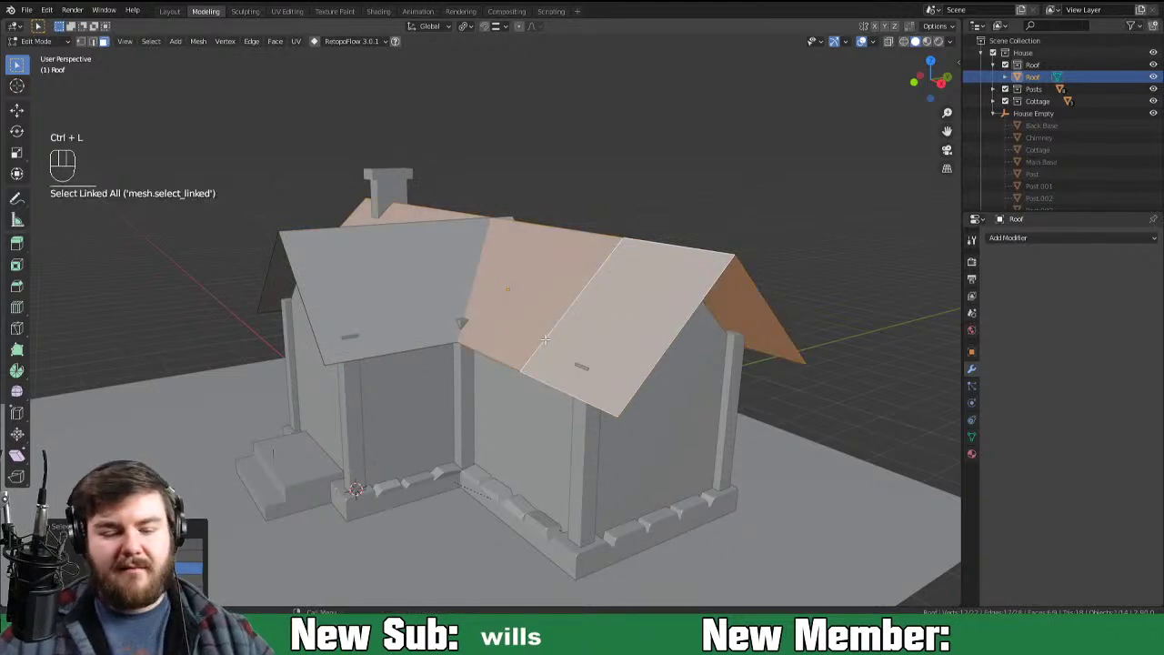
pyautogui.press('KP_1')
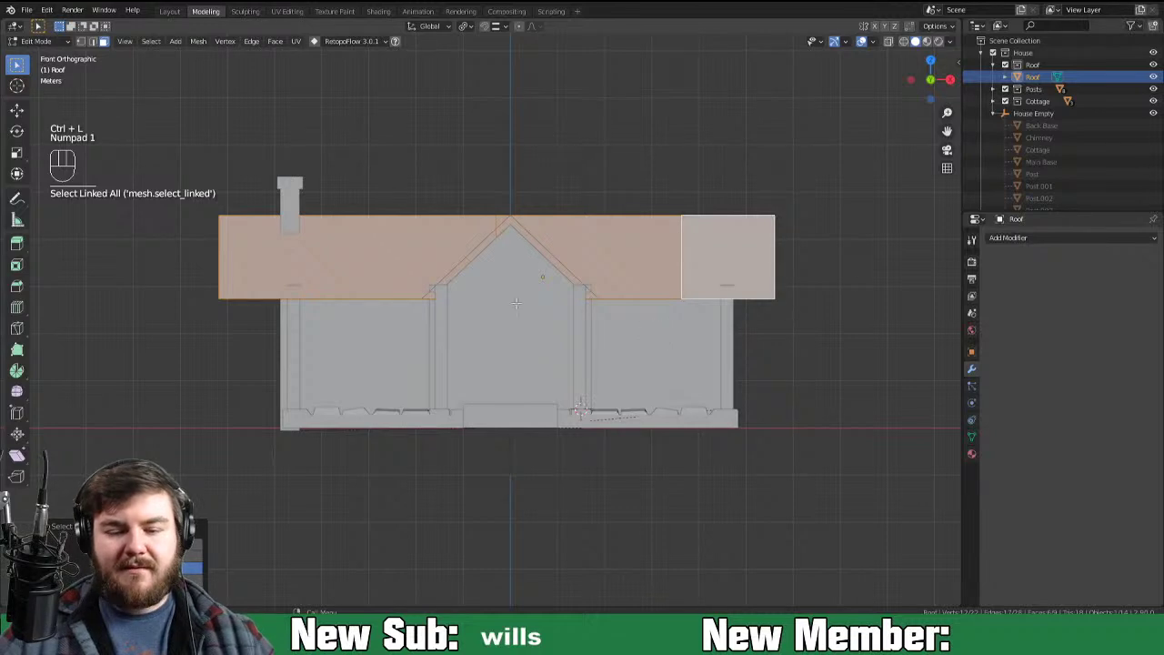
pyautogui.press('s')
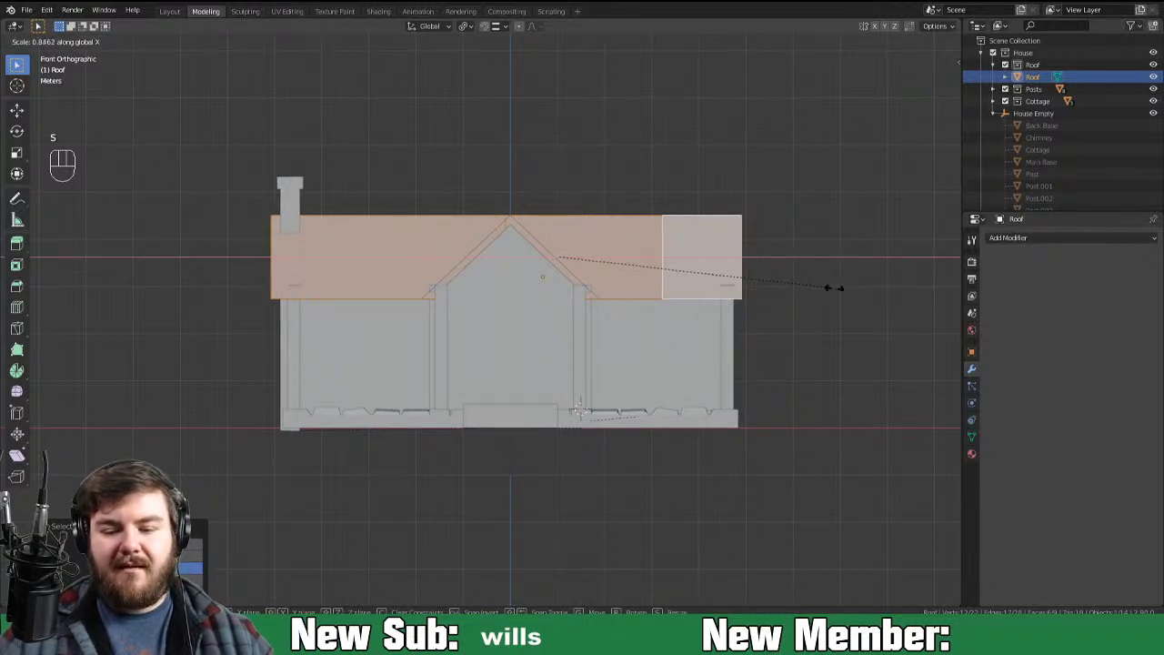
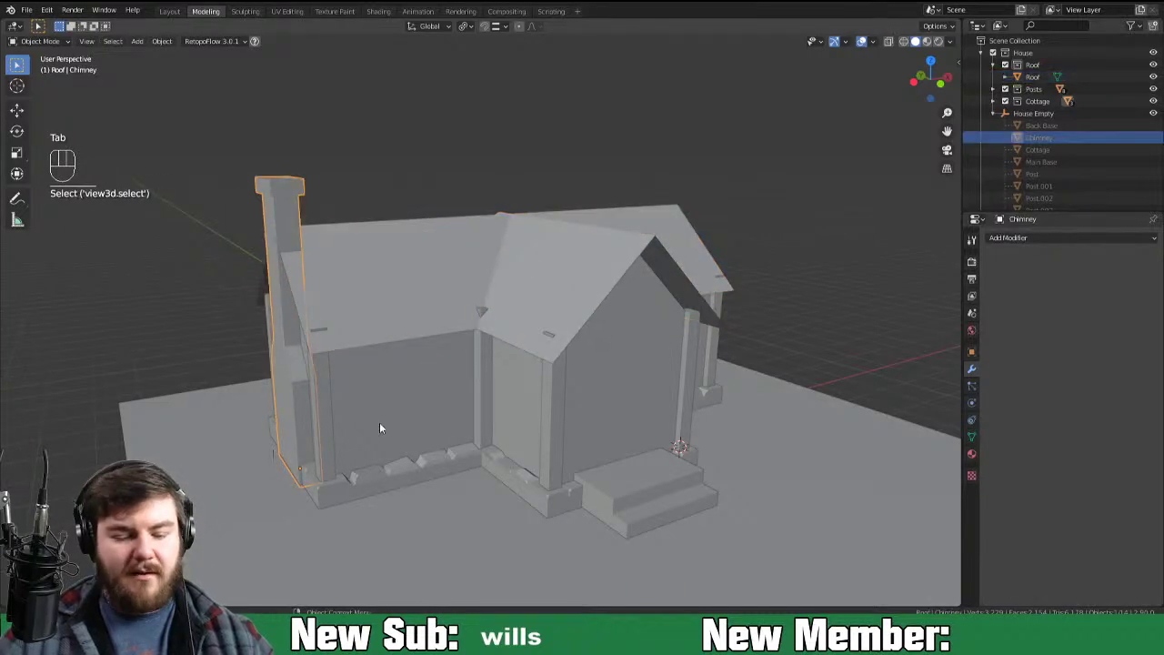
# Step: Nudge the Chimney slightly in along X toward the end wall and inspect the roofed cottage
pyautogui.press('g')
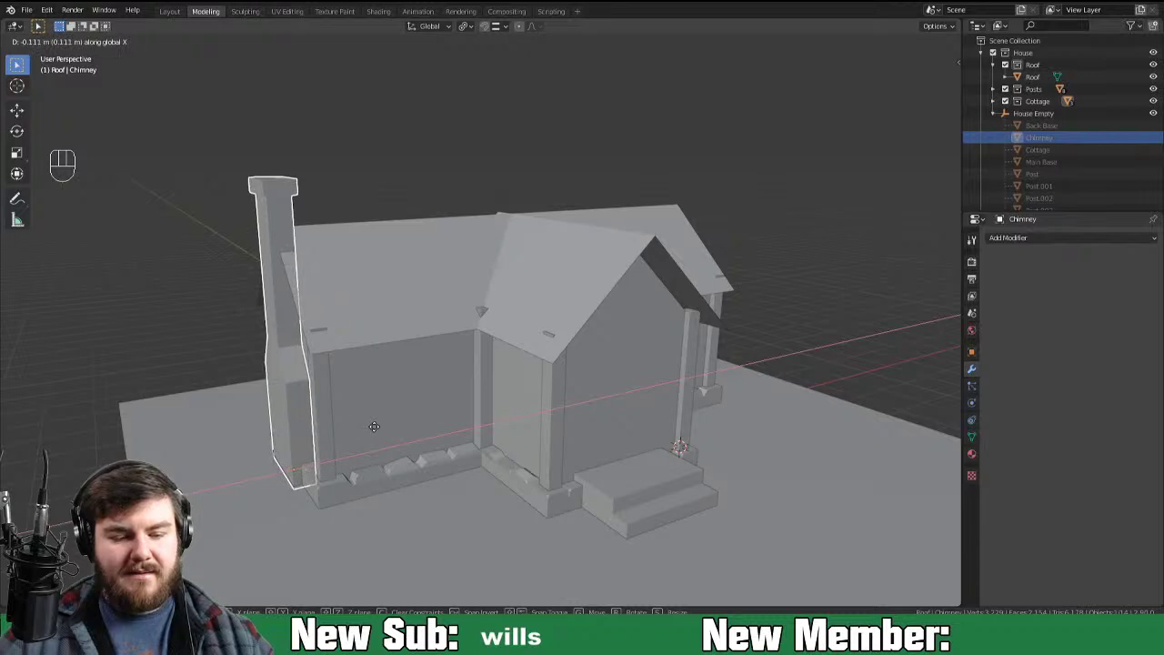
pyautogui.moveTo(391, 437); pyautogui.dragTo(381, 431)
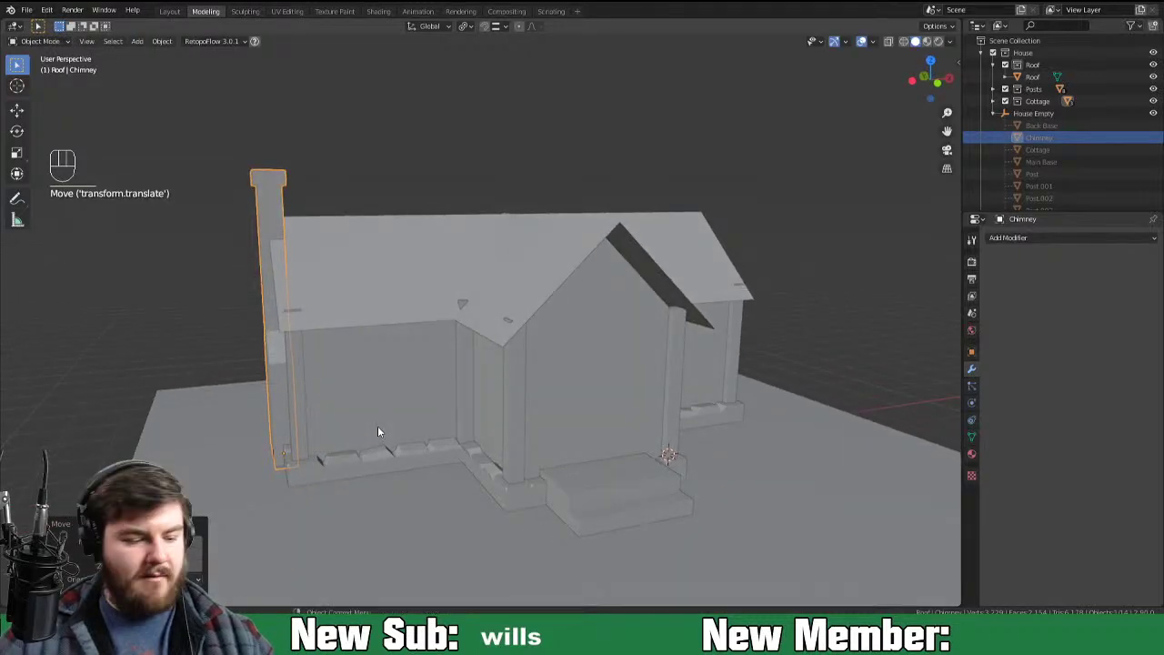
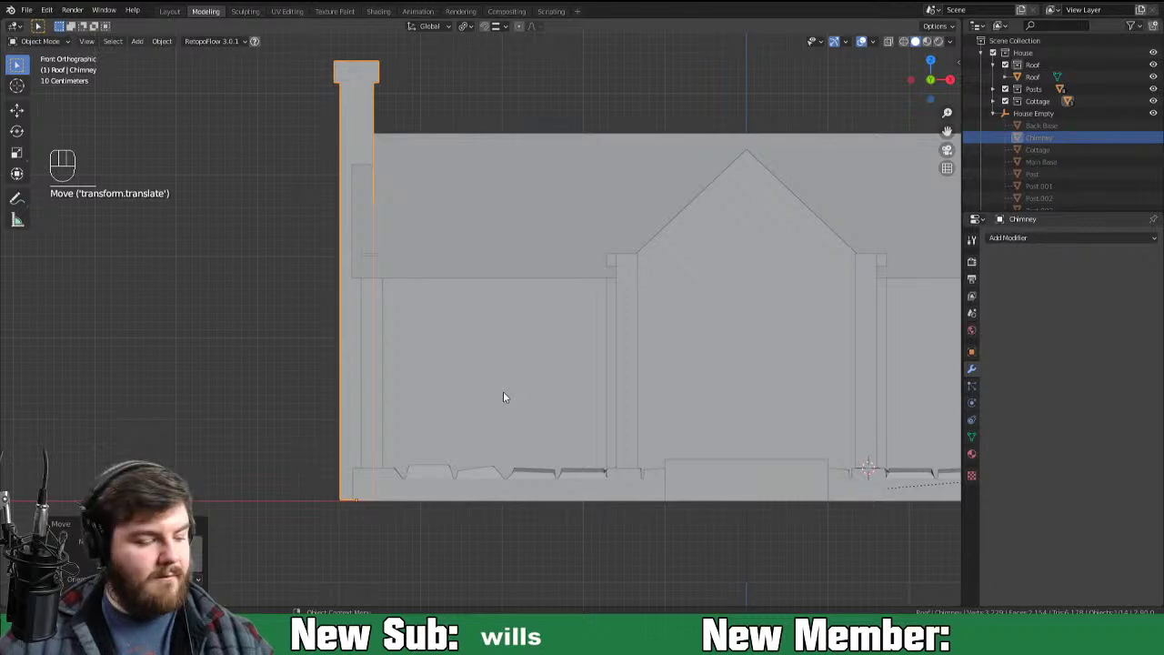
pyautogui.moveTo(519, 402); pyautogui.dragTo(540, 418)
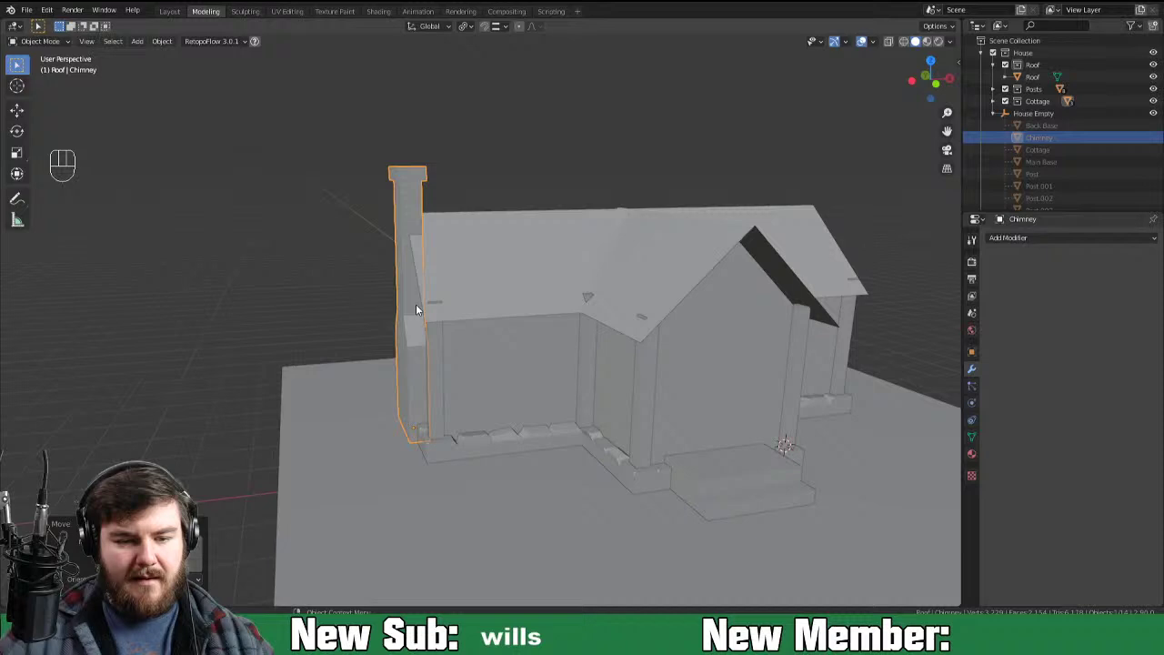
pyautogui.moveTo(858, 332); pyautogui.dragTo(700, 353)
pyautogui.moveTo(823, 359); pyautogui.dragTo(718, 363)
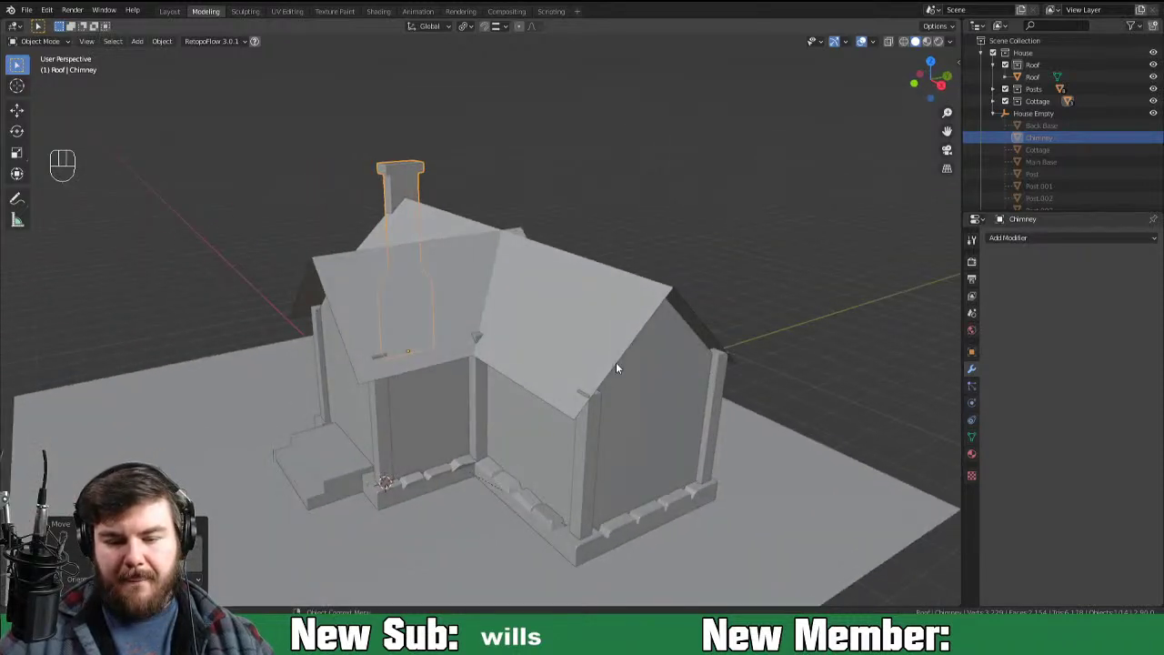
pyautogui.press('2')
pyautogui.click(623, 364)
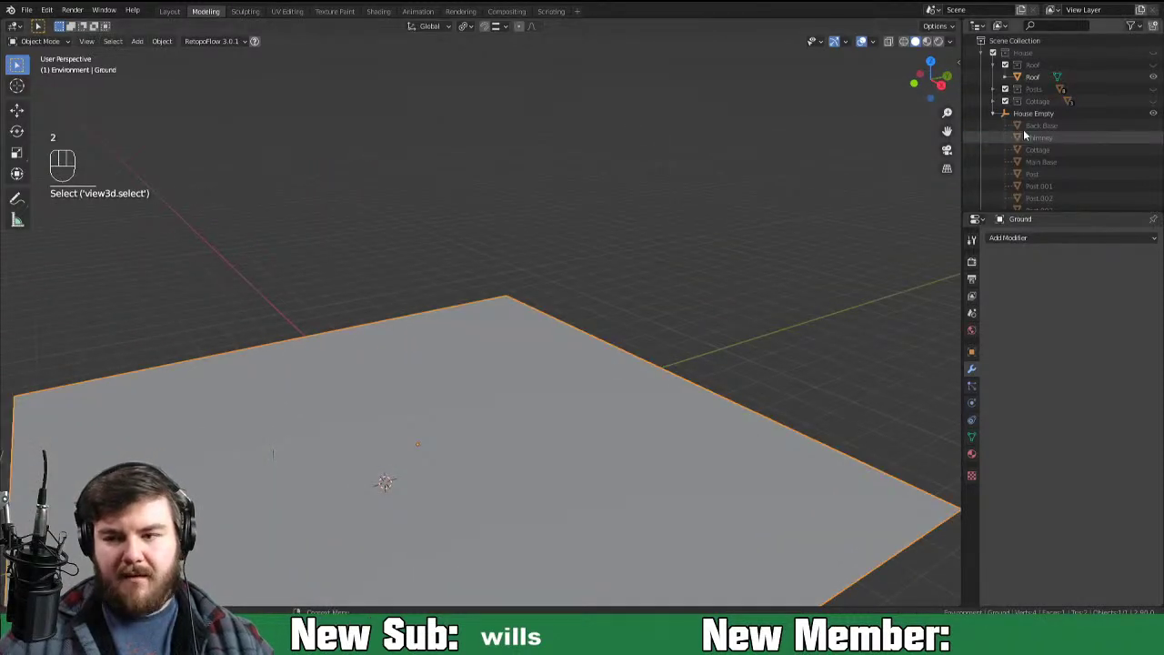
pyautogui.moveTo(1157, 56); pyautogui.dragTo(1150, 109)
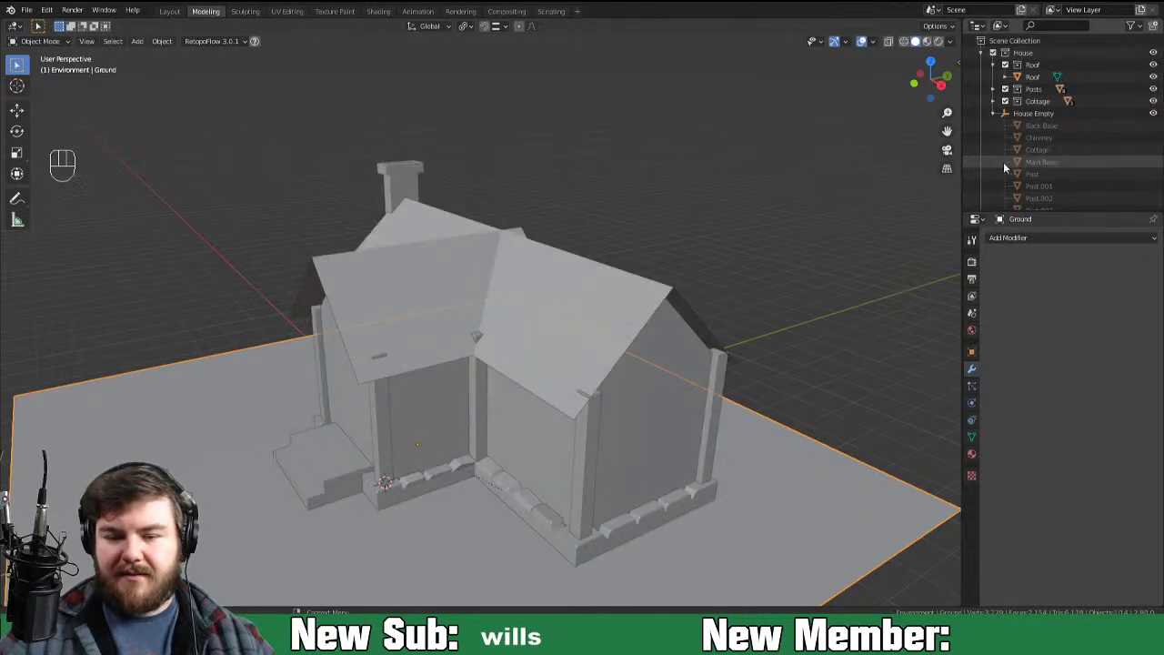
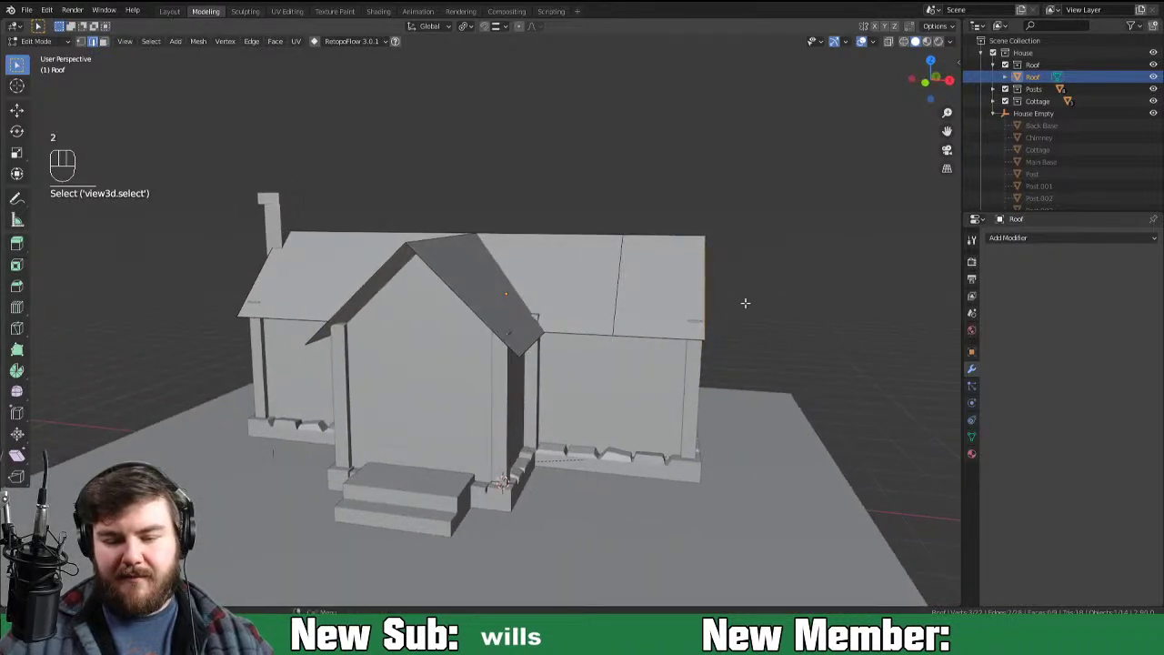
# Step: Move the front gable's roof faces along Y from front view, then nudge again with snapping enabled
pyautogui.press('g')
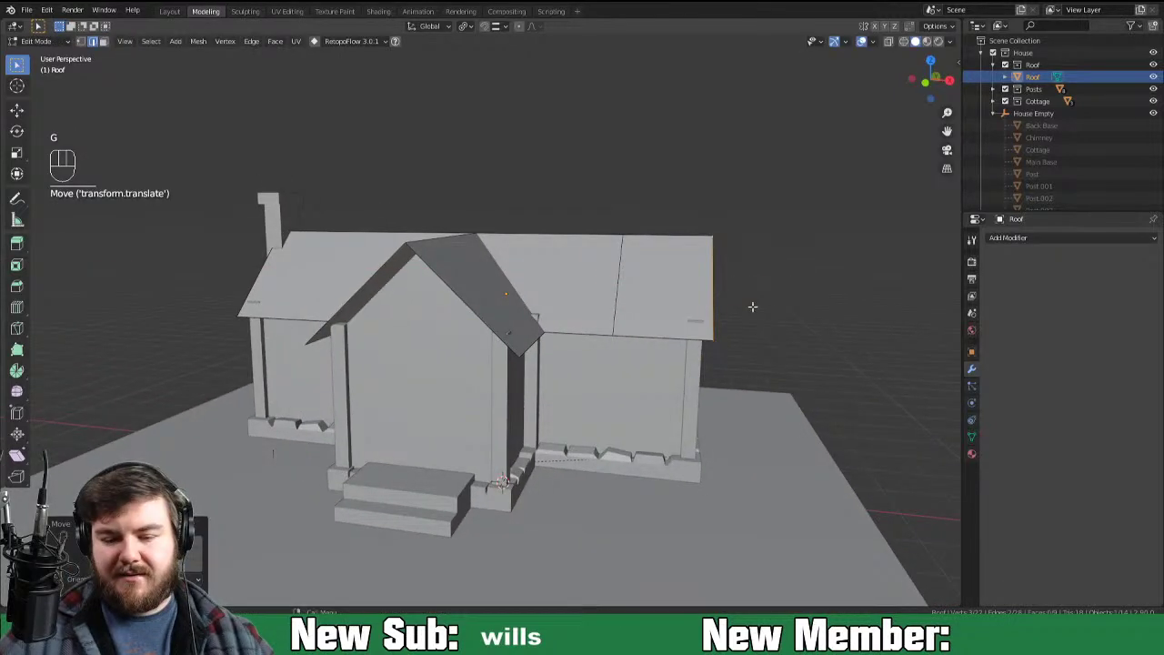
pyautogui.press('KP_1')
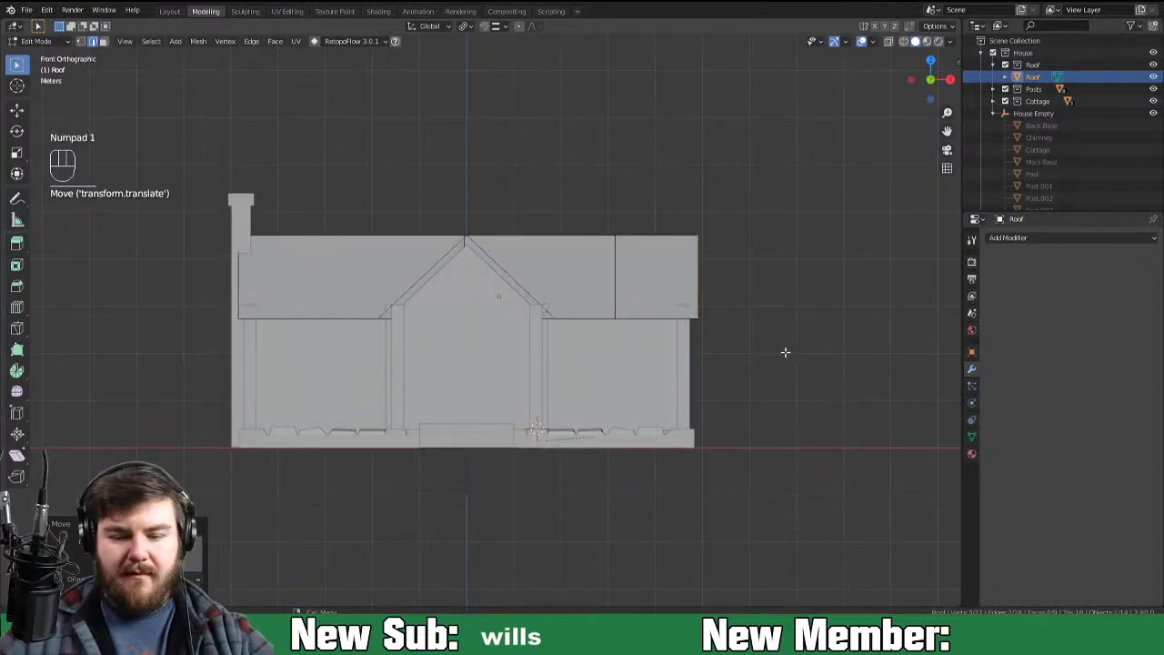
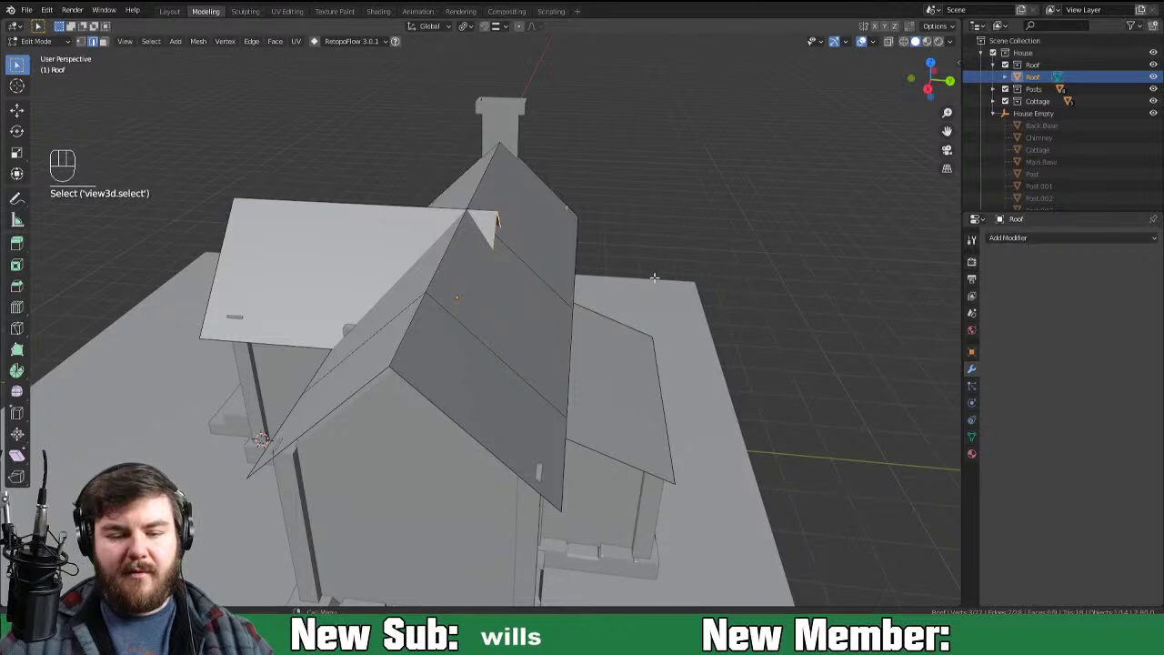
pyautogui.press('g')
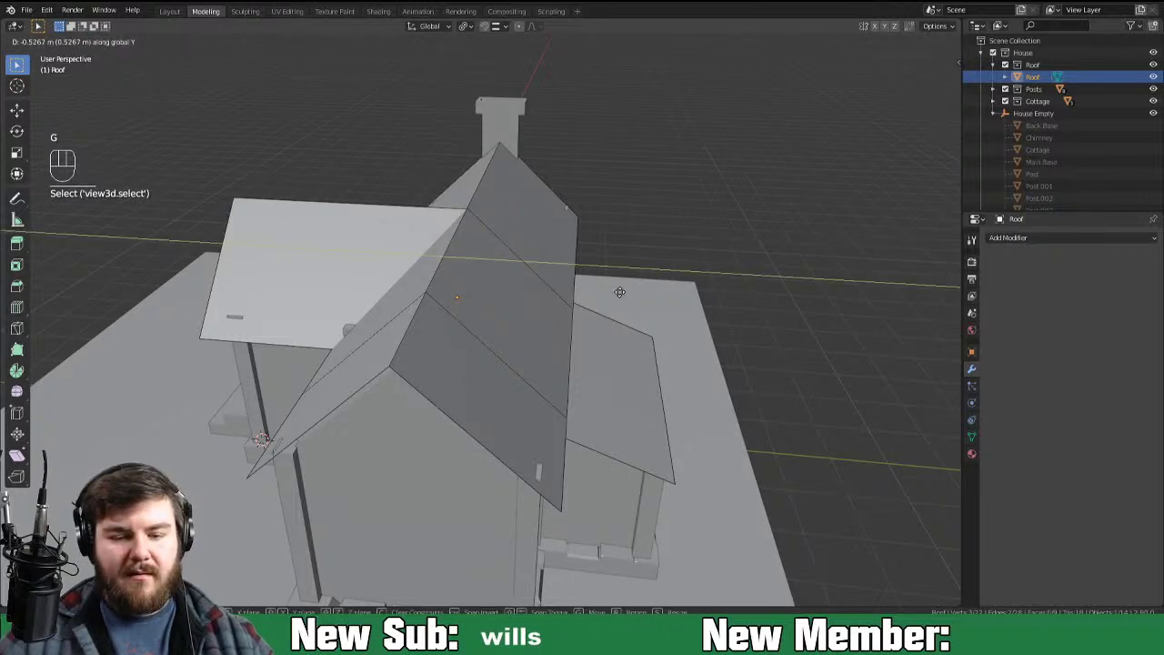
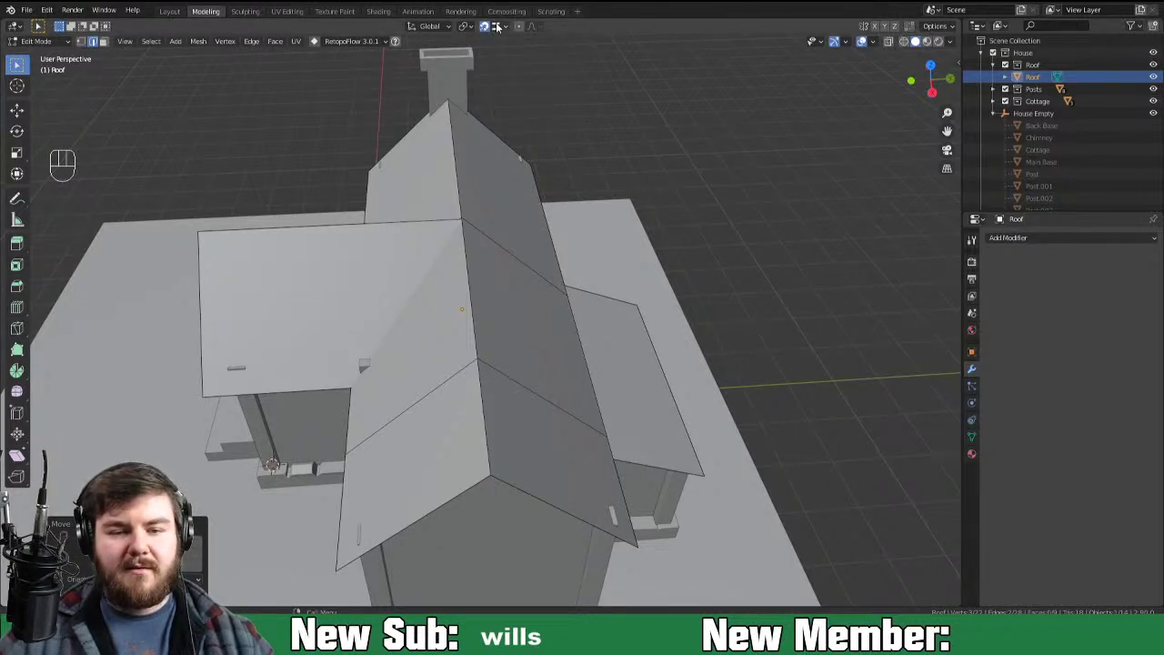
pyautogui.moveTo(499, 58); pyautogui.dragTo(460, 302)
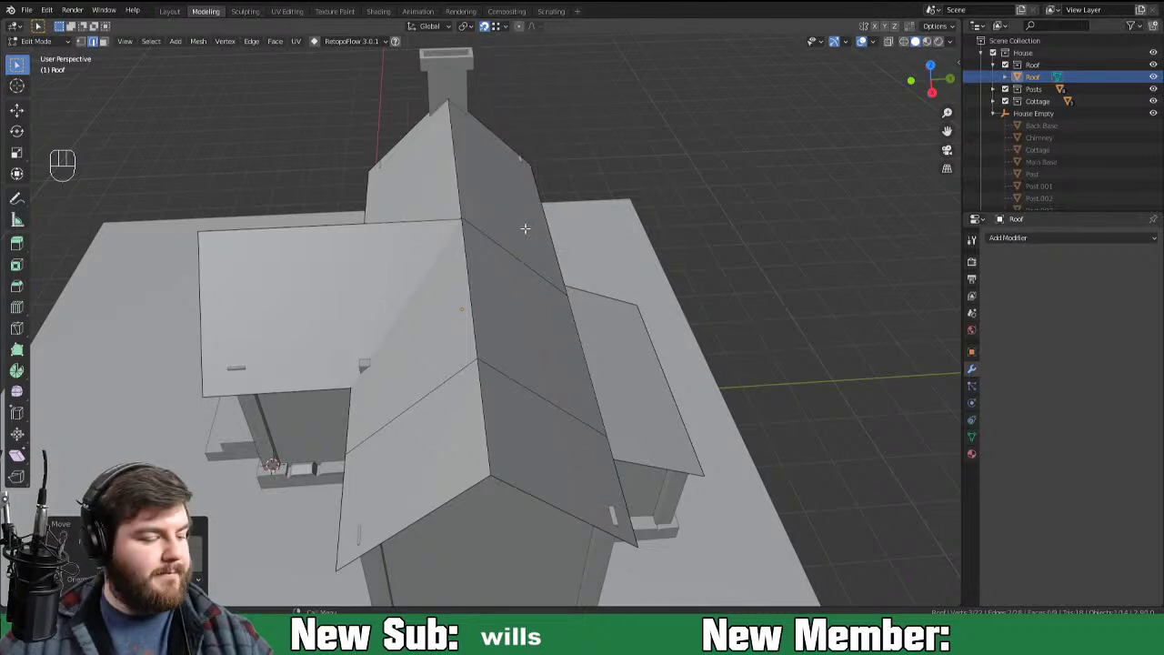
pyautogui.press('g')
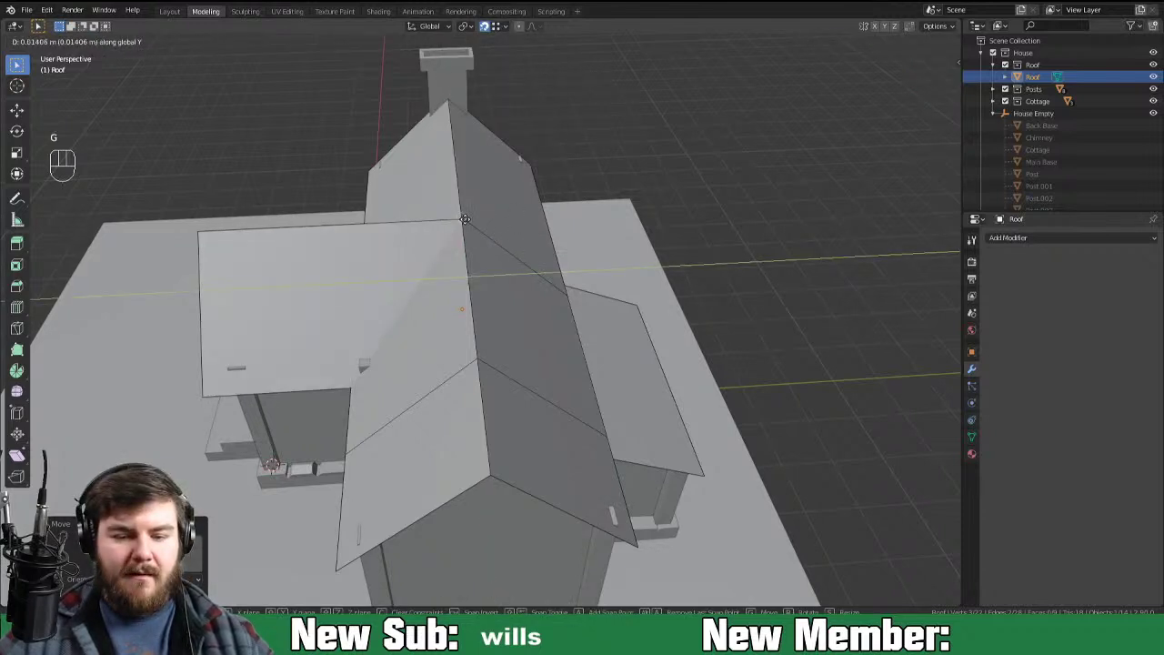
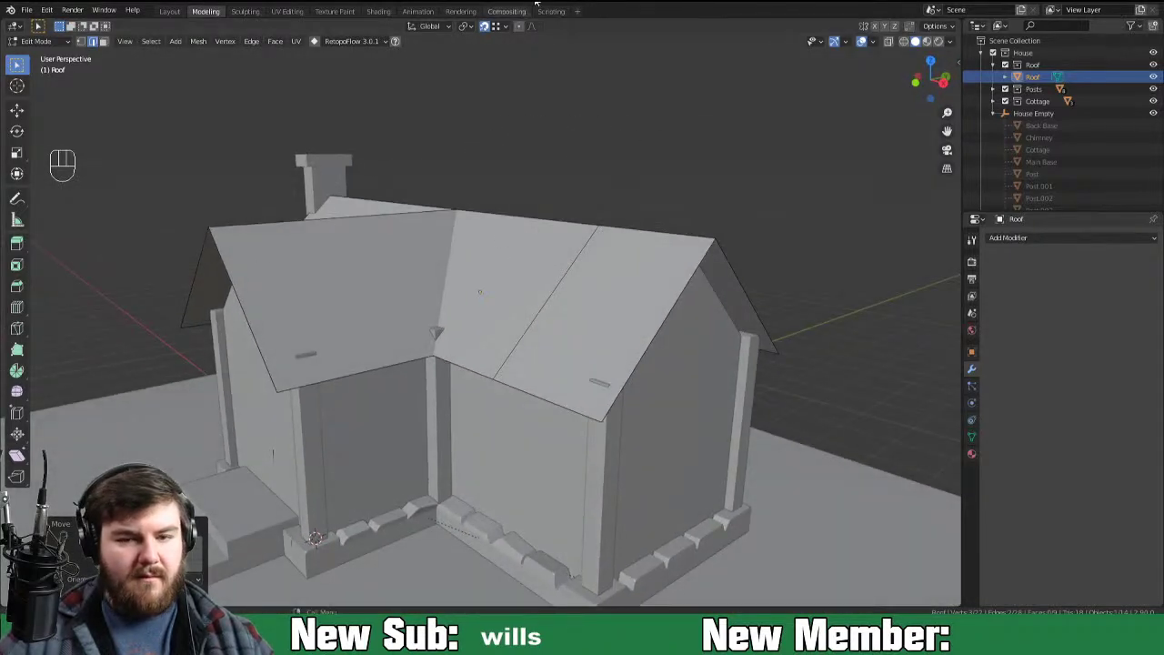
pyautogui.click(489, 33)
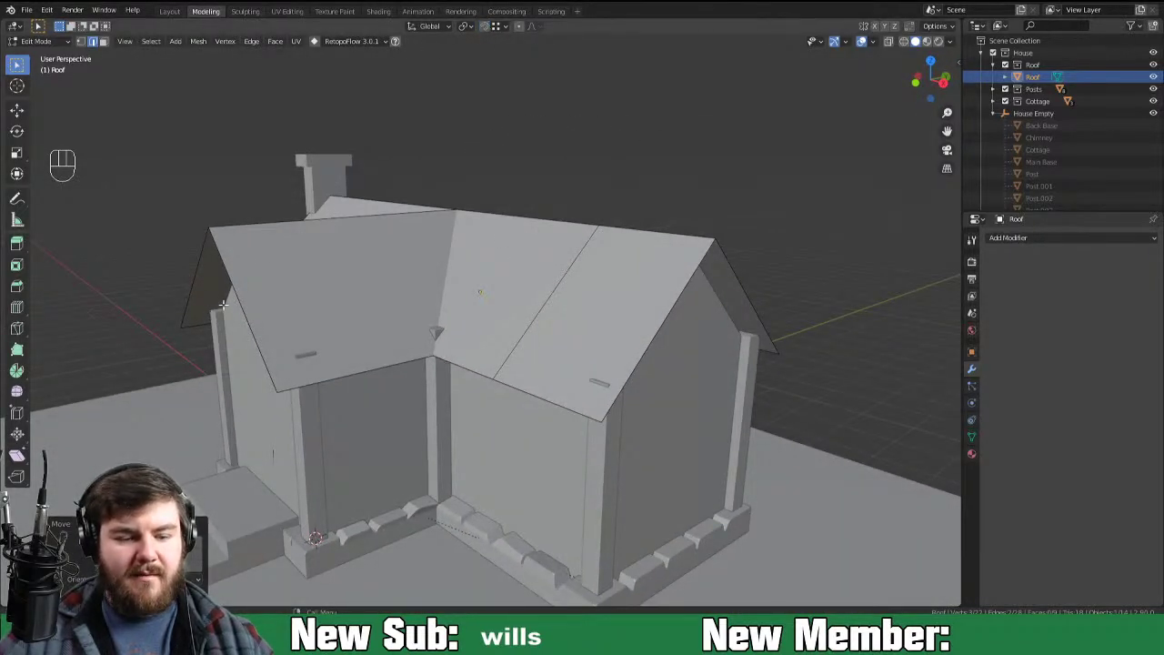
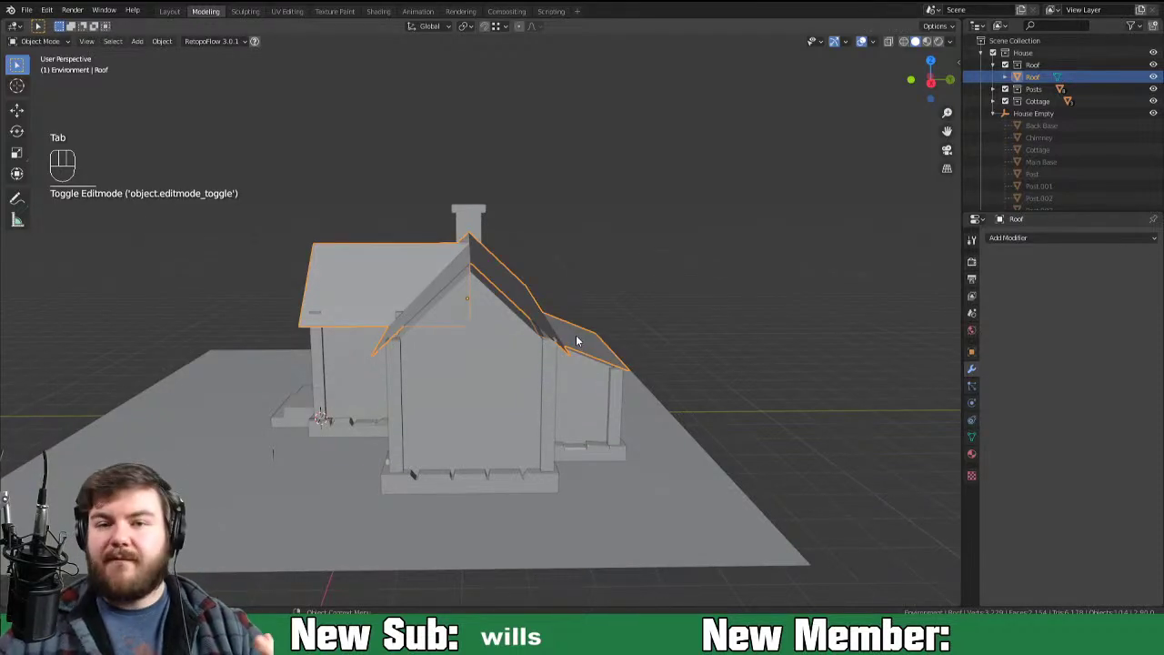
# Step: Give the Roof a Solidify modifier with Even Thickness and 0.15 m thickness, viewed from the side
pyautogui.moveTo(1073, 249); pyautogui.dragTo(927, 433)
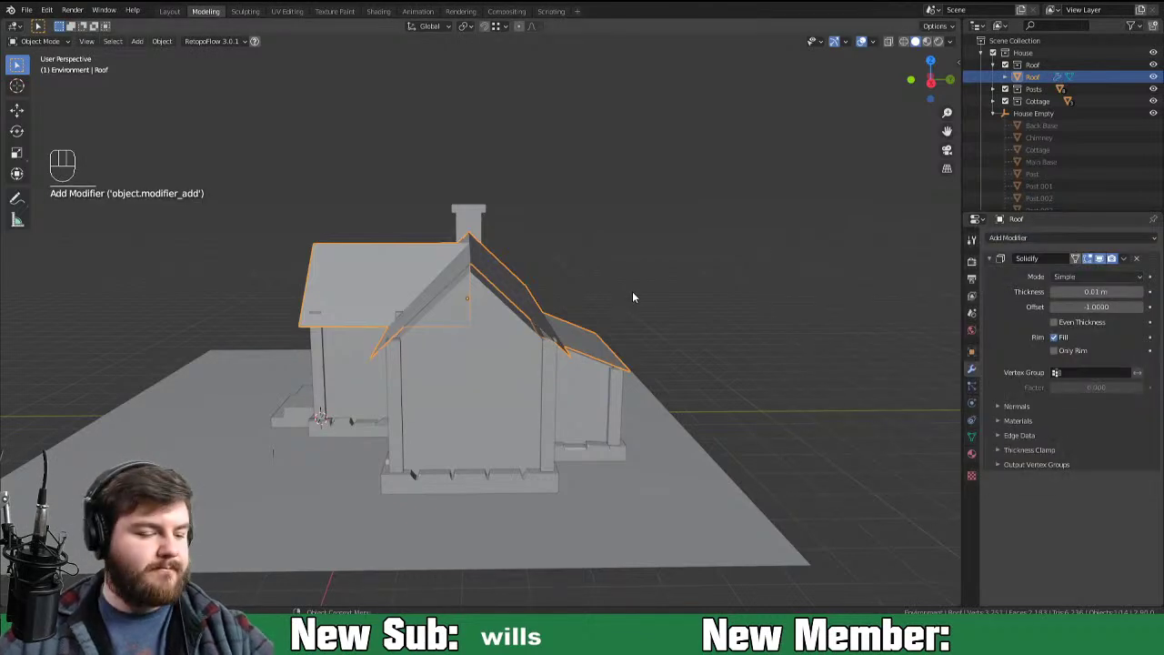
pyautogui.press('KP_3')
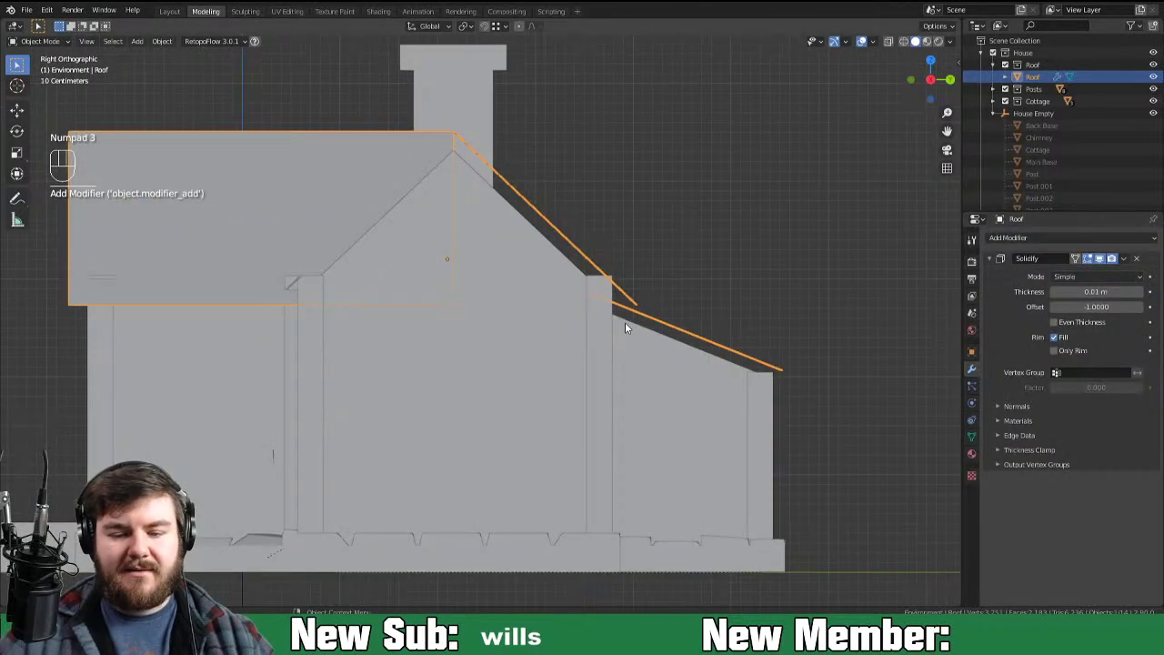
pyautogui.middleClick(614, 338)
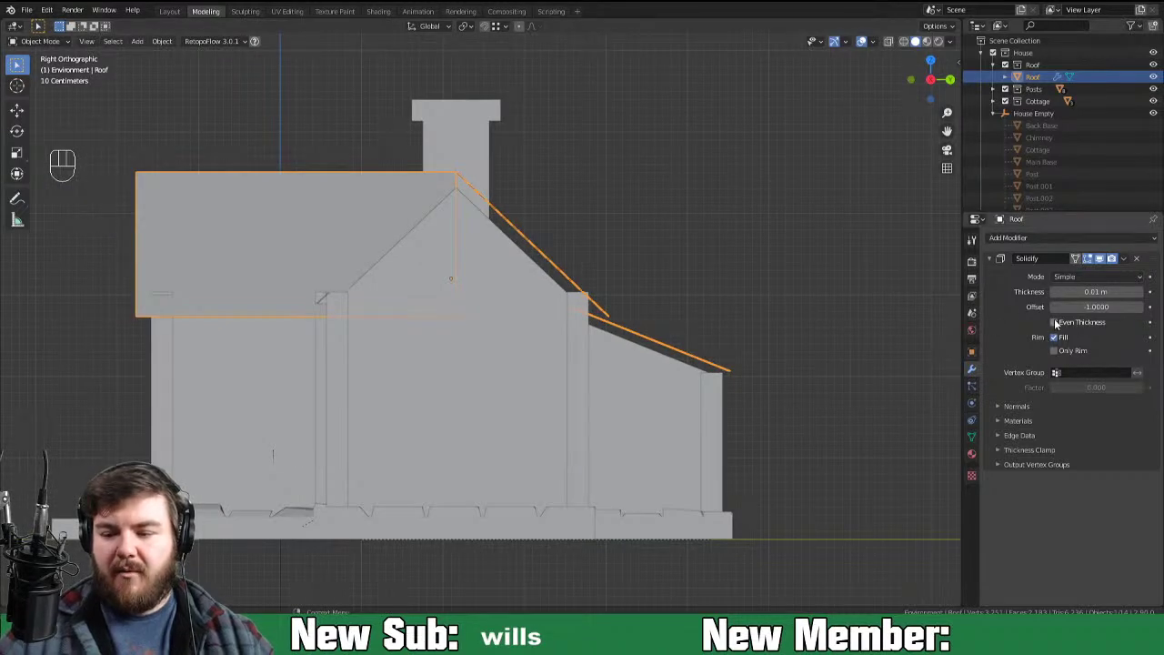
pyautogui.click(1058, 323)
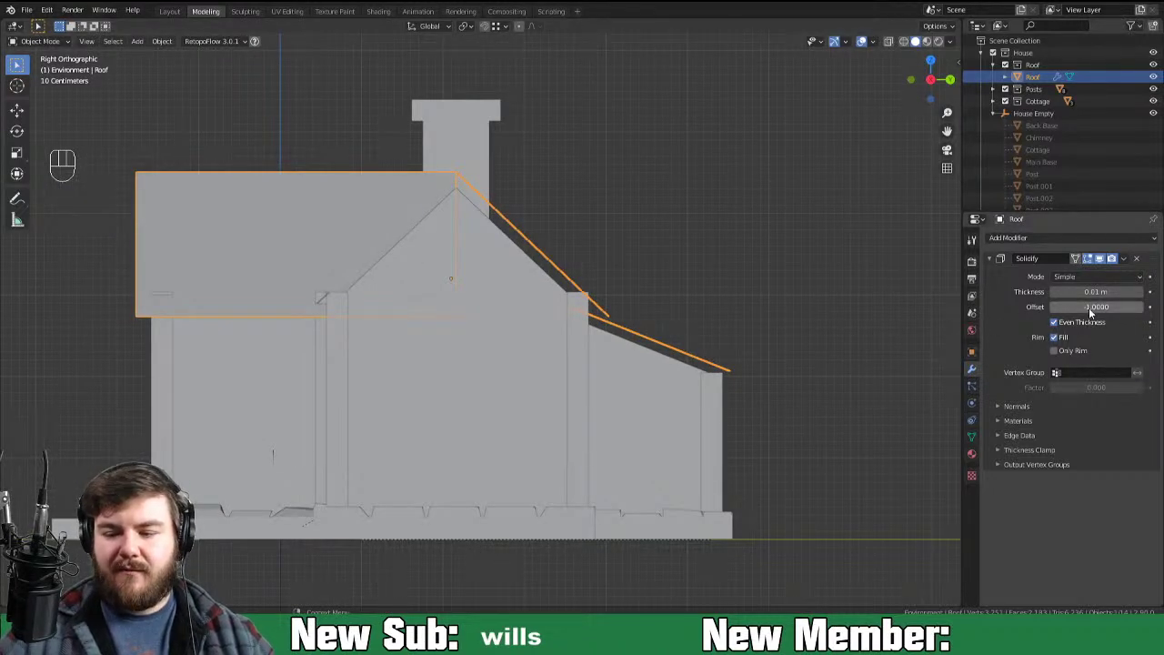
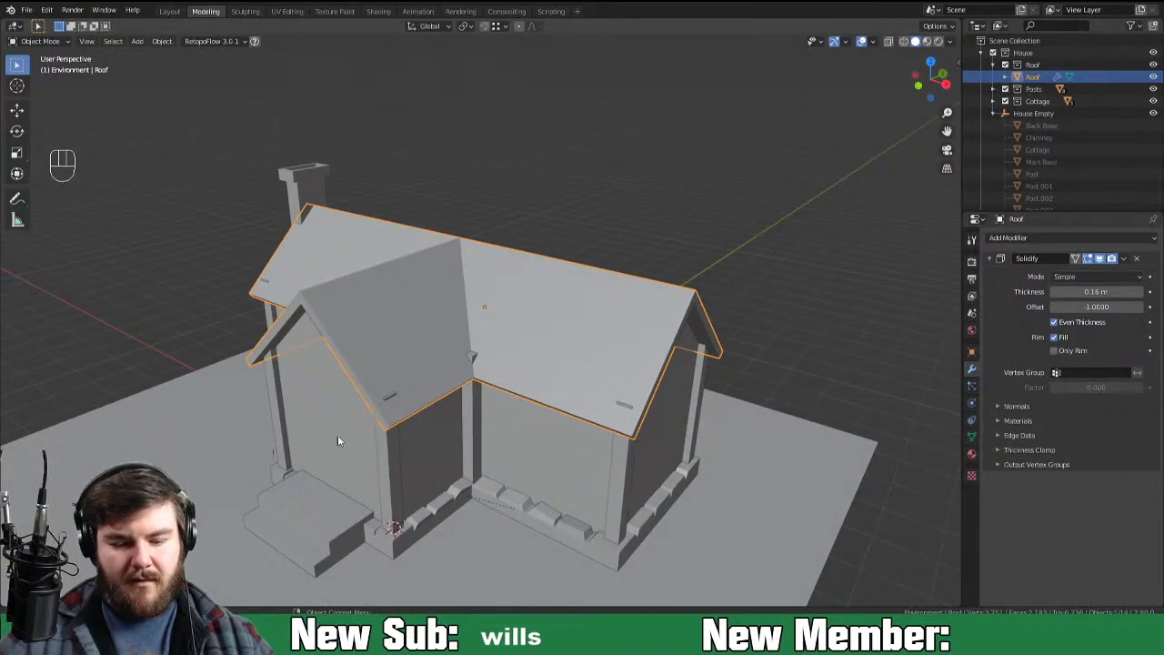
pyautogui.press('Tab')
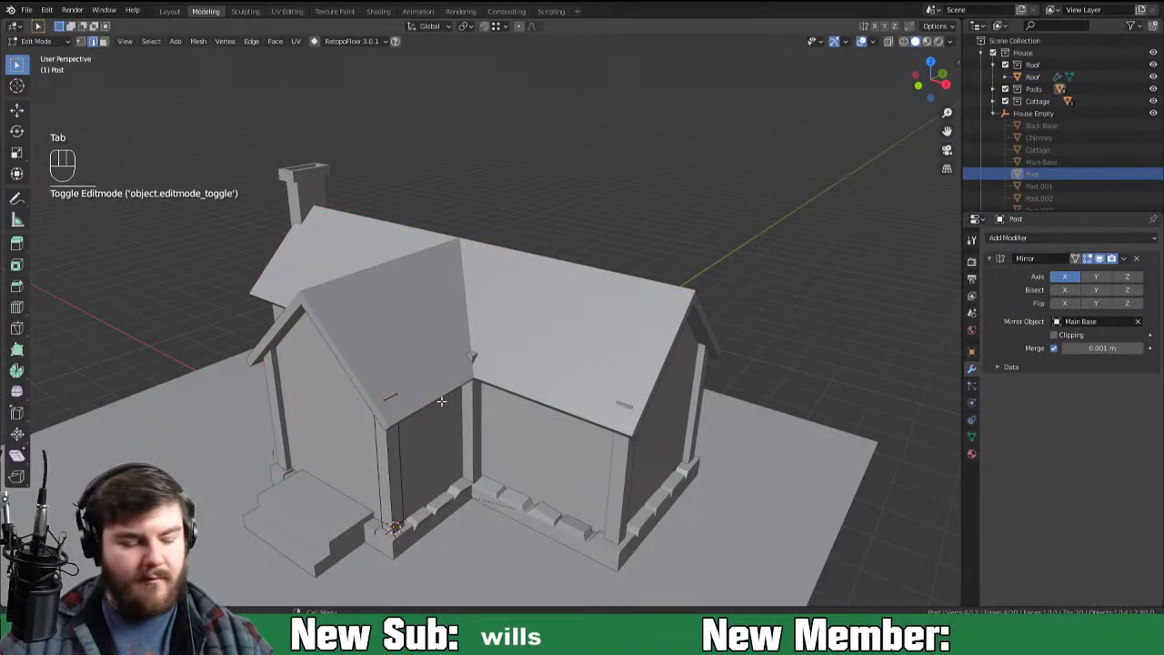
pyautogui.press('g')
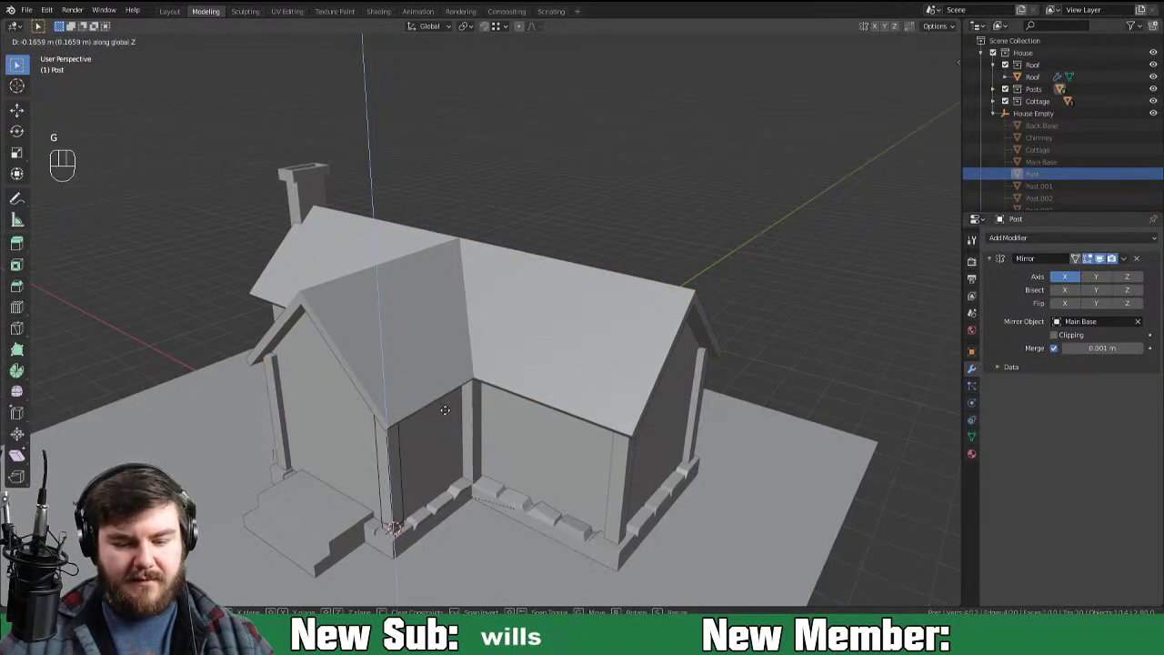
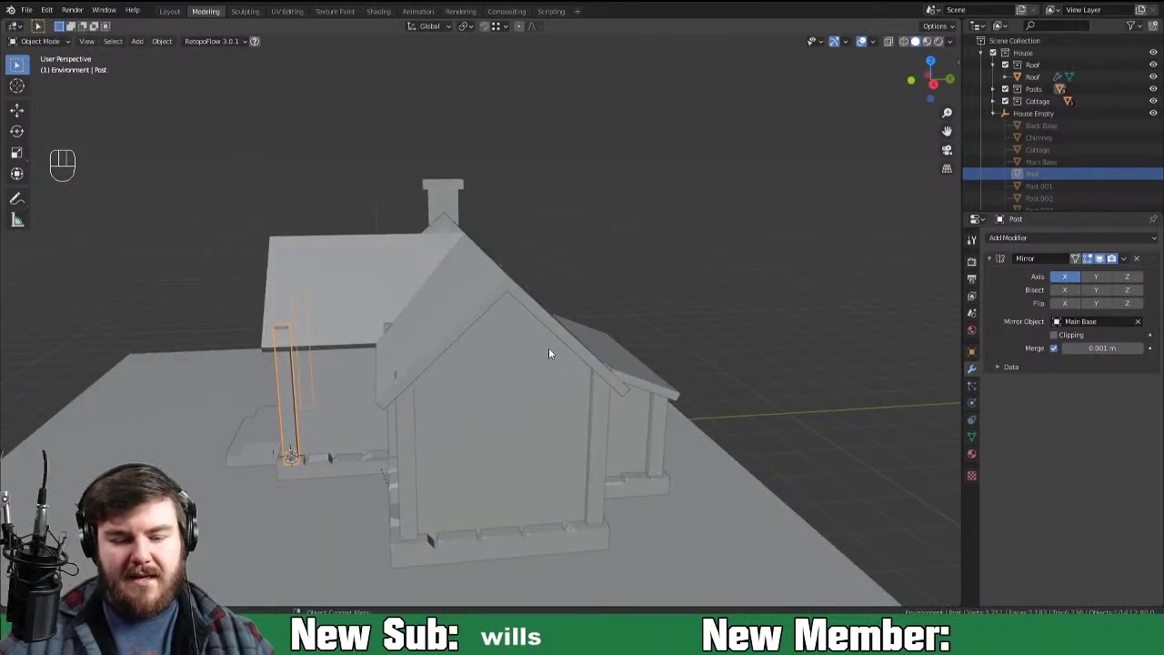
pyautogui.moveTo(501, 351); pyautogui.dragTo(580, 346)
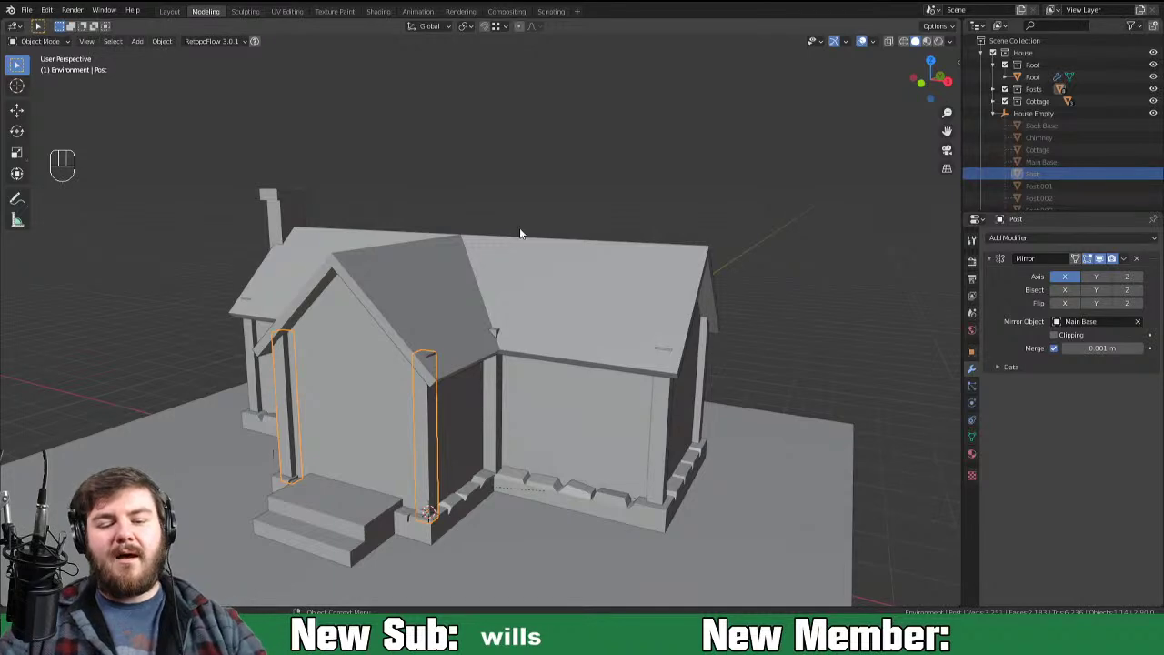
pyautogui.moveTo(698, 320); pyautogui.dragTo(592, 332)
pyautogui.click(498, 356)
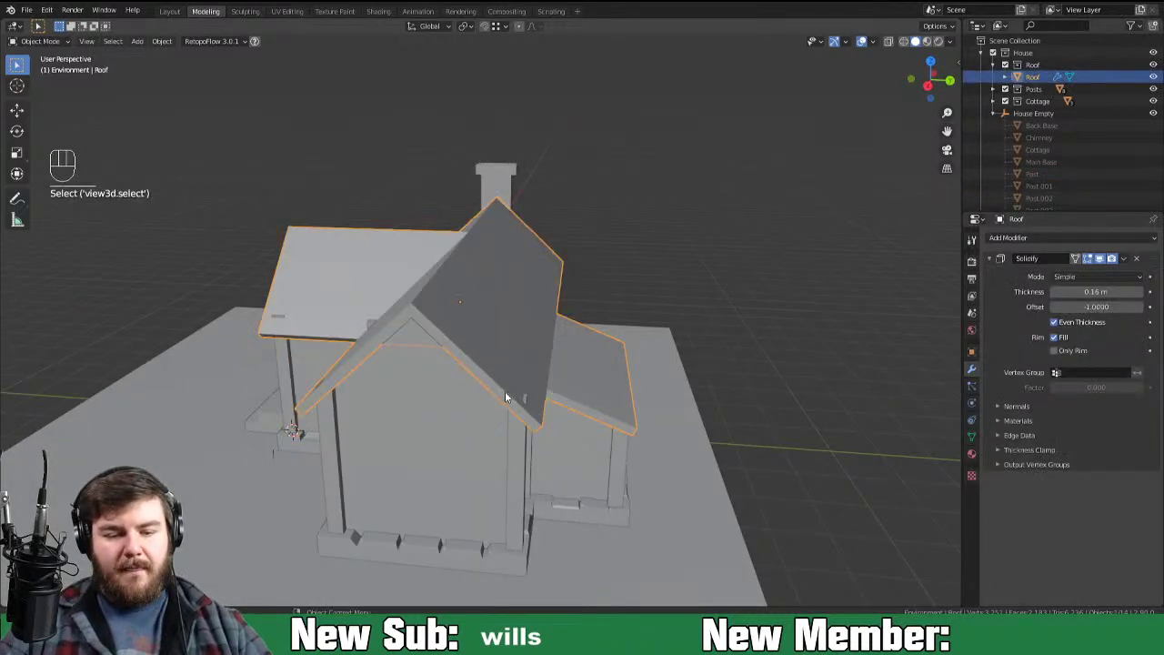
pyautogui.moveTo(563, 373); pyautogui.dragTo(500, 366)
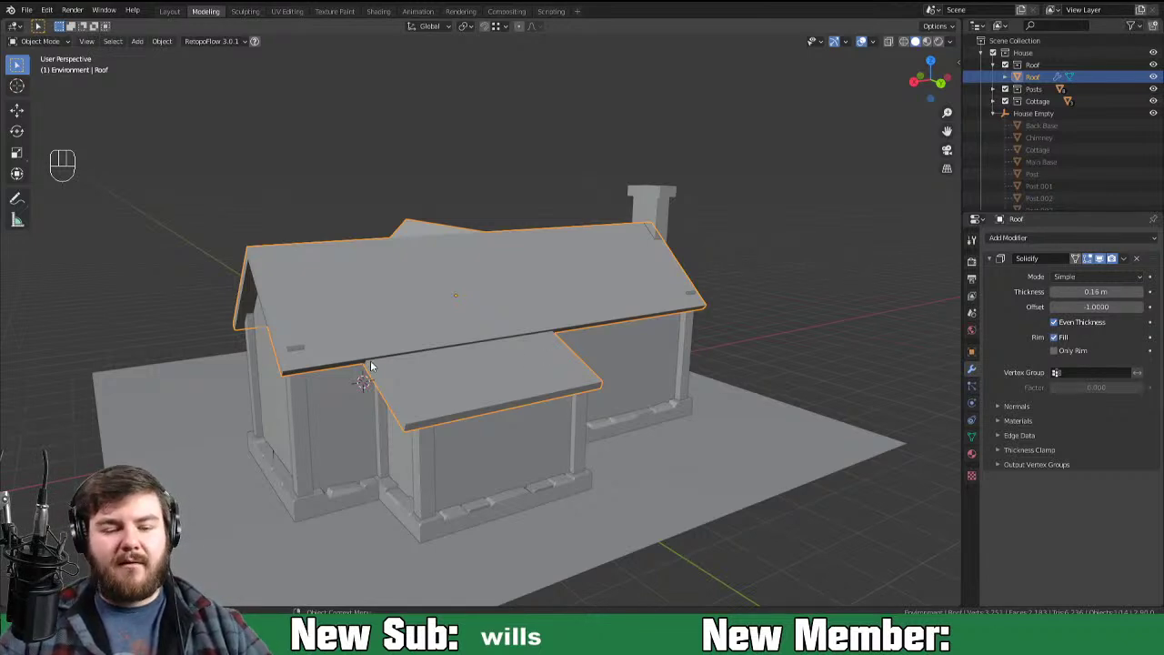
pyautogui.moveTo(397, 360); pyautogui.dragTo(447, 380)
# Step: Cut edge loops lengthwise across the porch roof panel and turn on proportional editing
pyautogui.press('Tab')
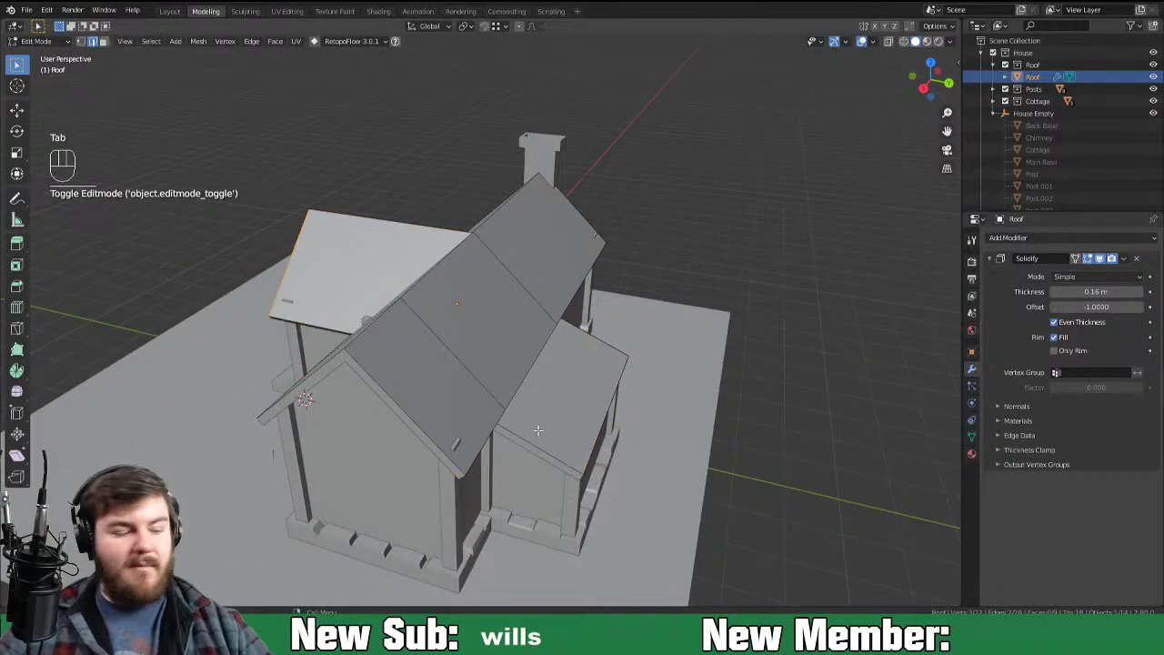
pyautogui.press('ctrl+r')
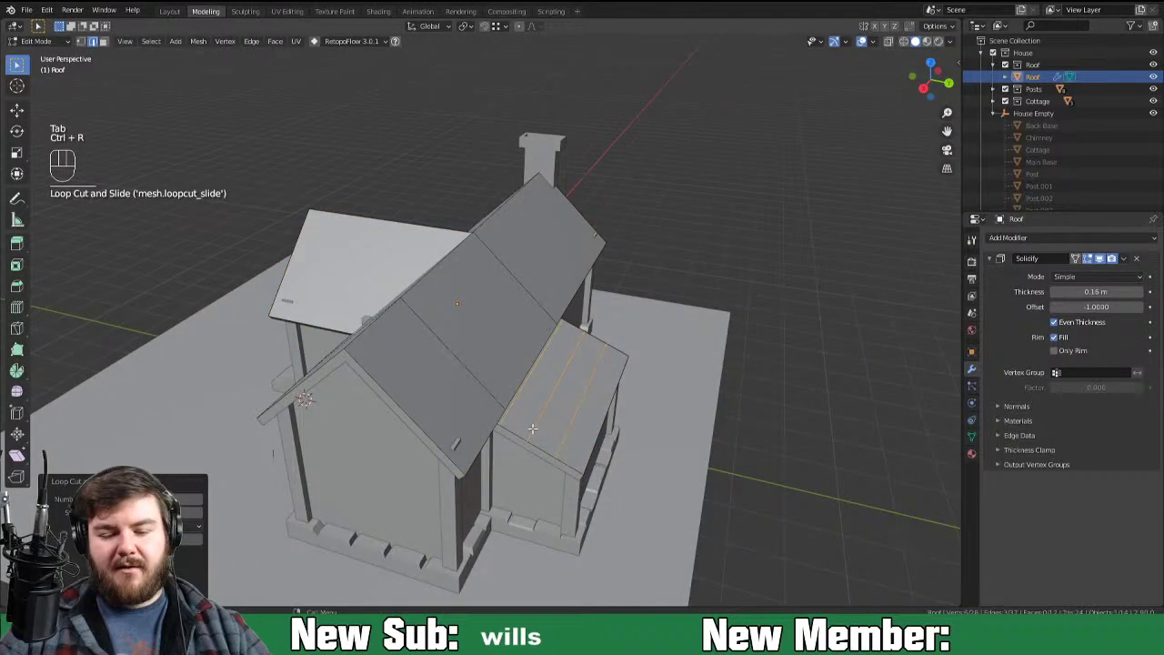
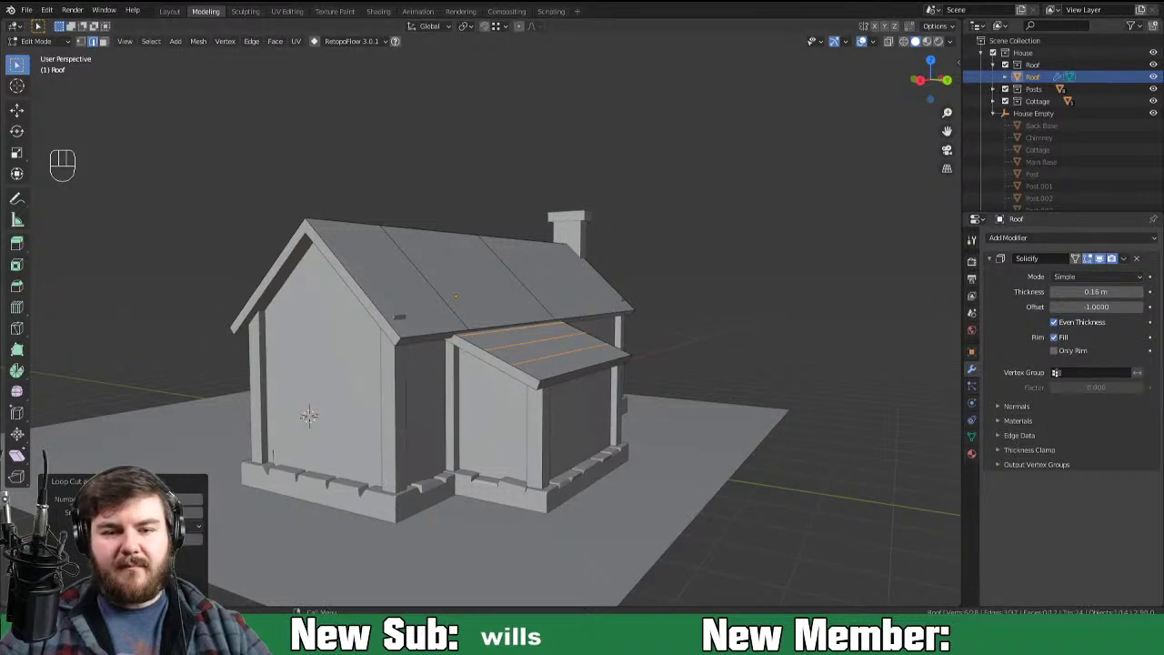
pyautogui.click(526, 31)
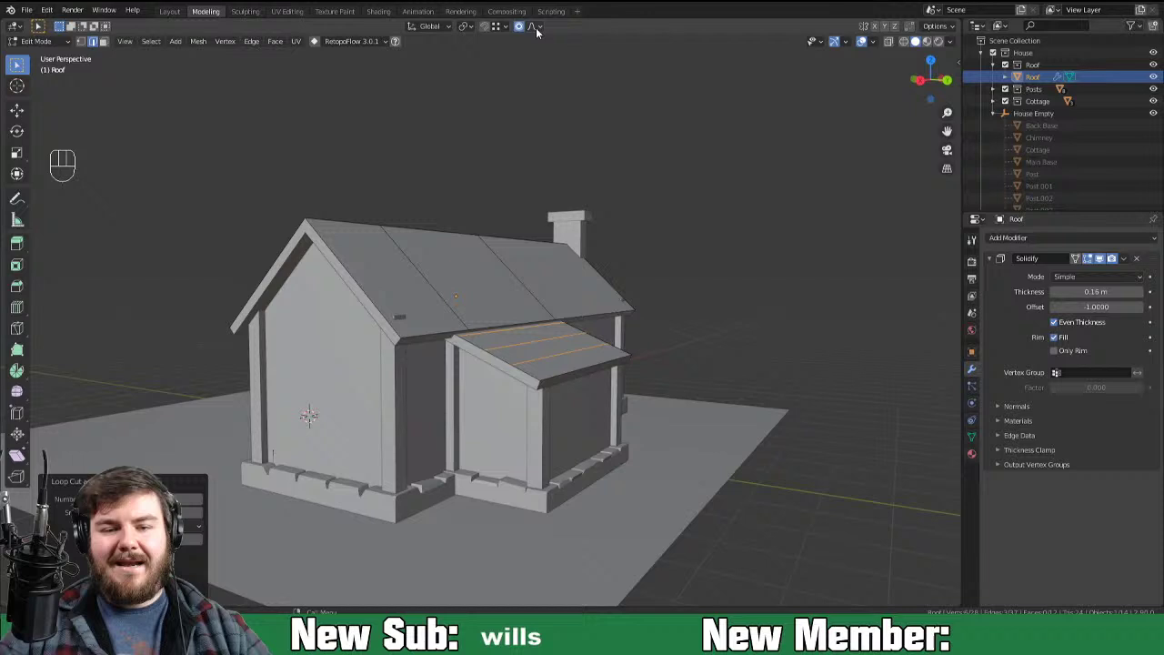
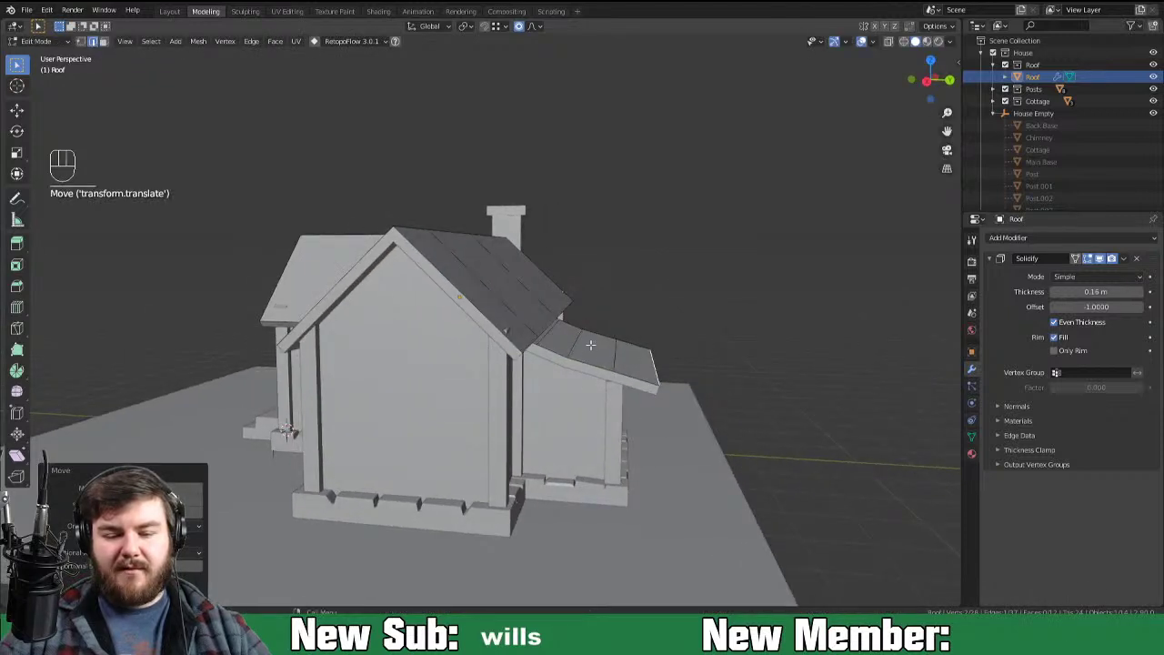
# Step: Slide and move the porch roof's edges along Y so it sweeps down concavely past the porch wall
pyautogui.press('g')
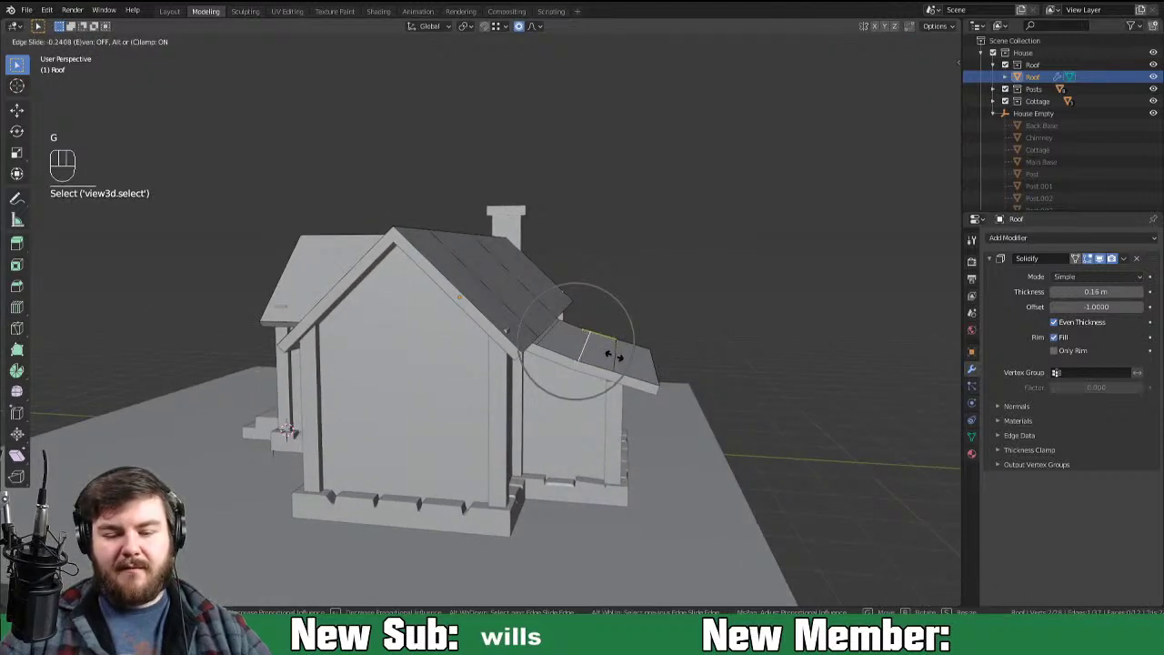
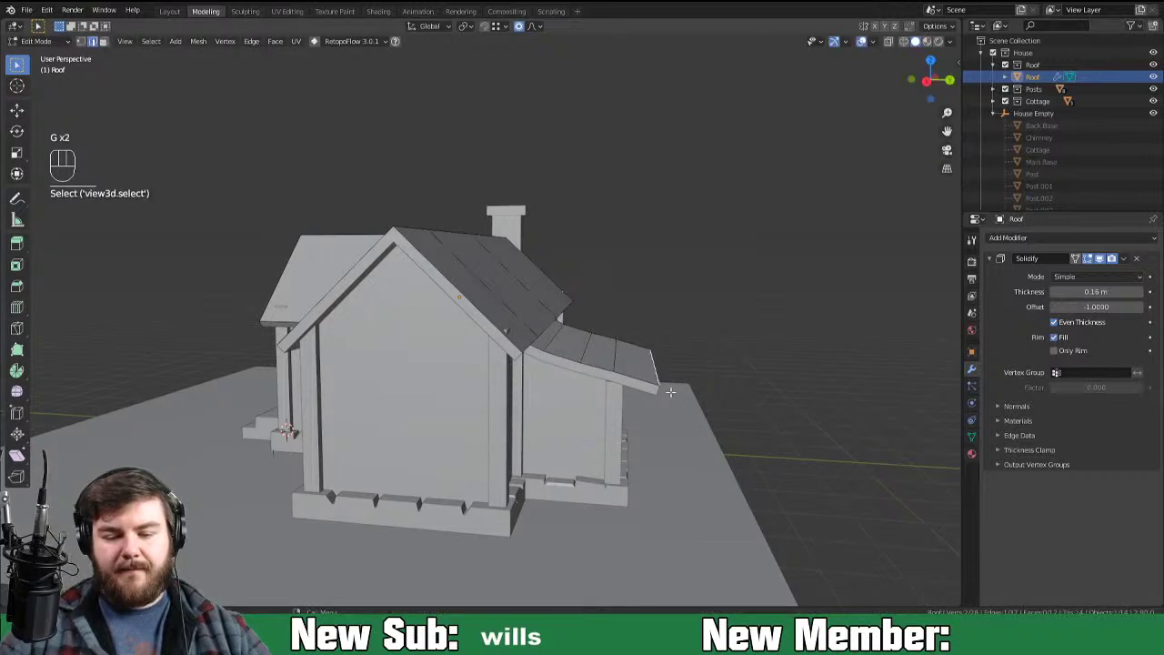
pyautogui.press('g')
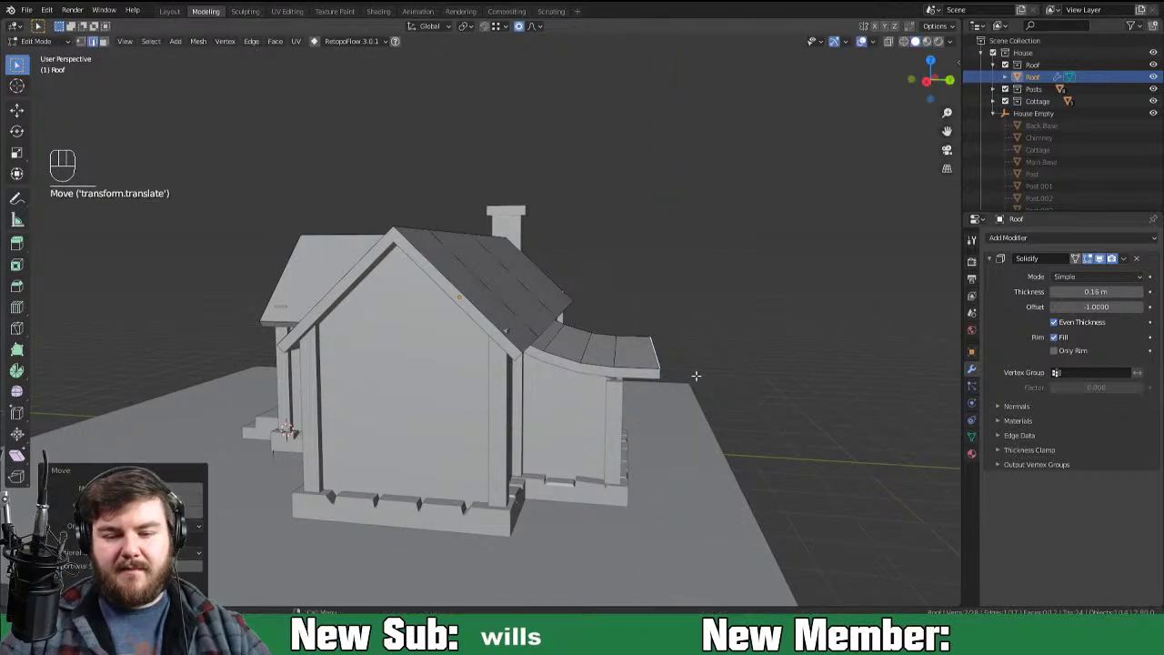
pyautogui.press('o')
pyautogui.press('g')
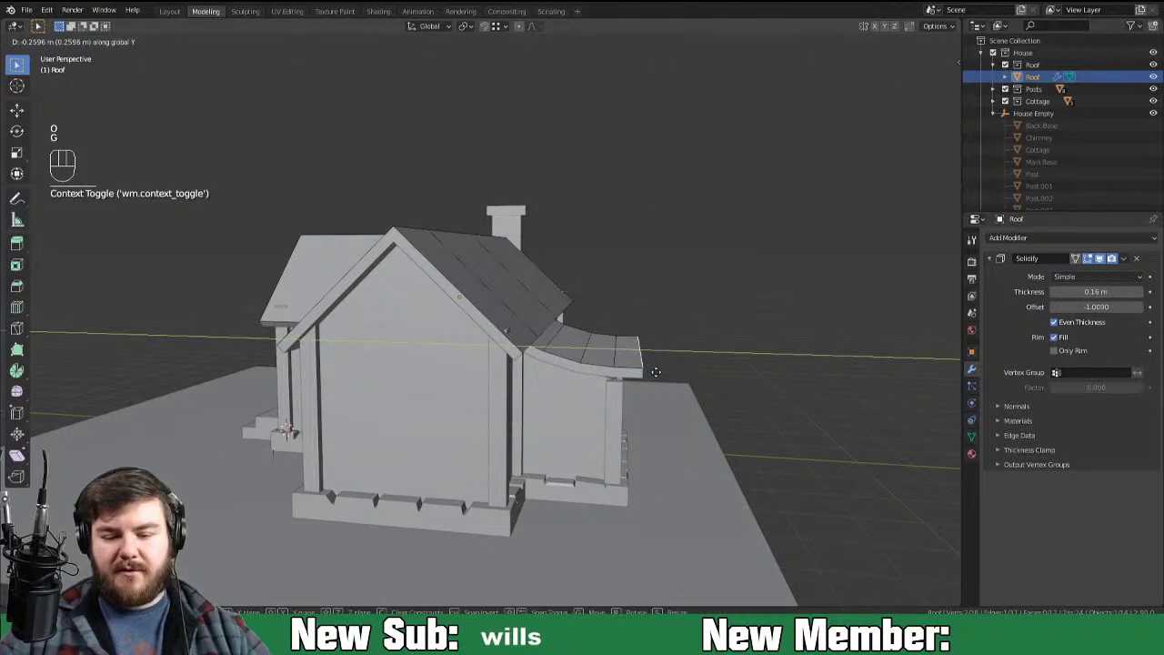
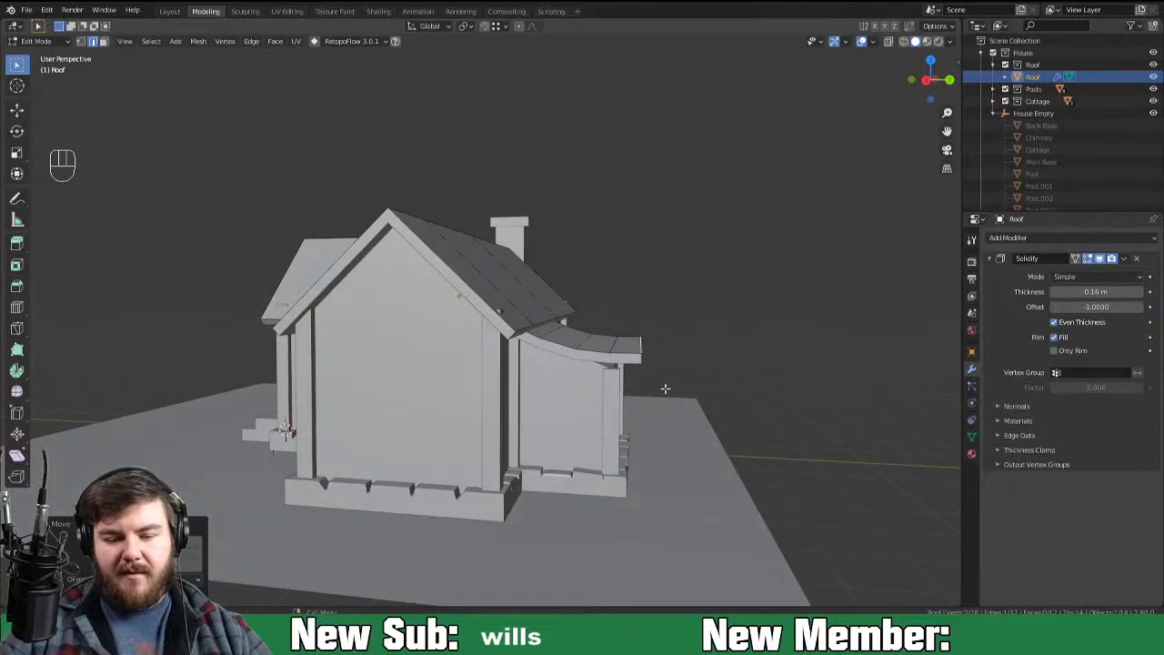
pyautogui.press('Tab')
pyautogui.middleClick(661, 396)
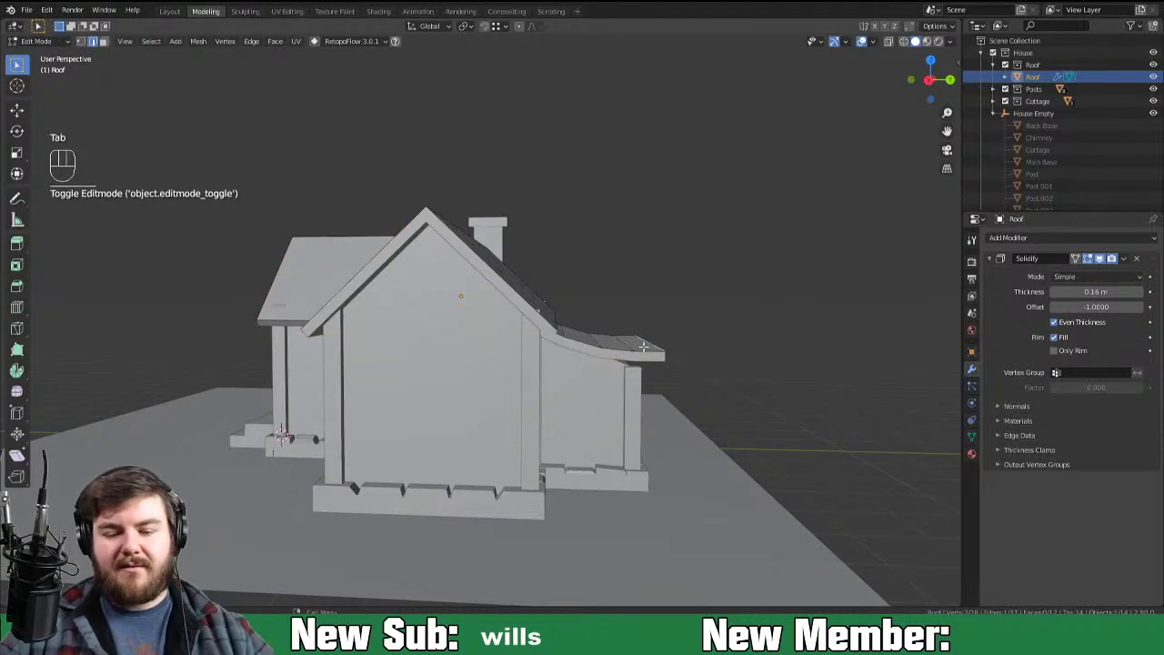
pyautogui.press('a')
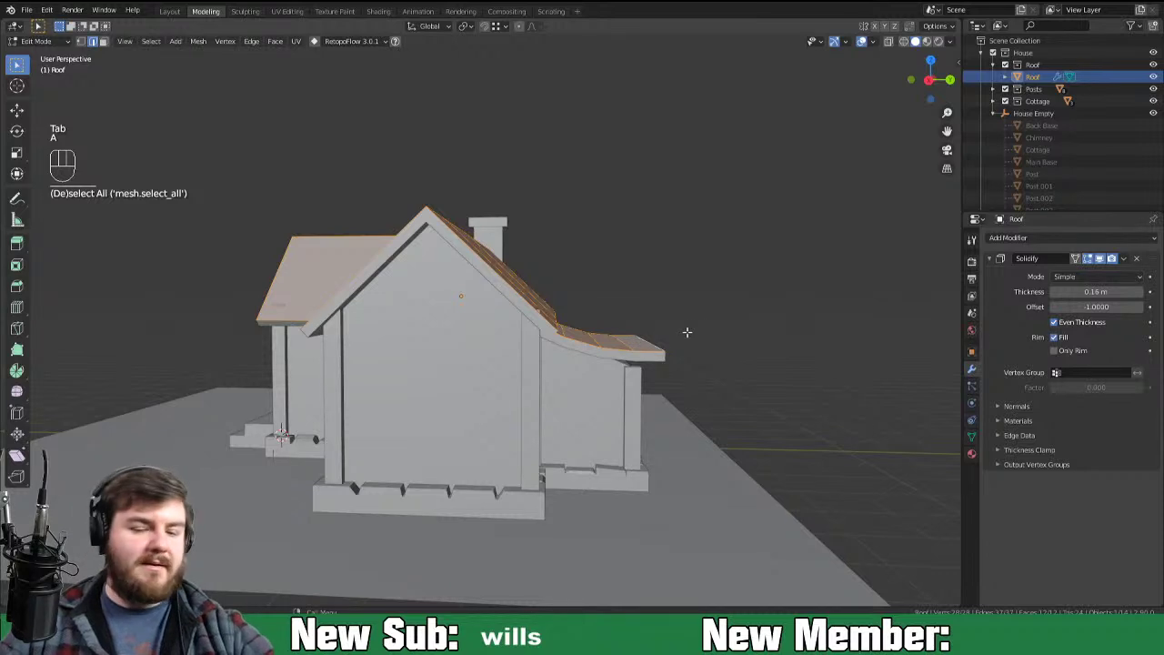
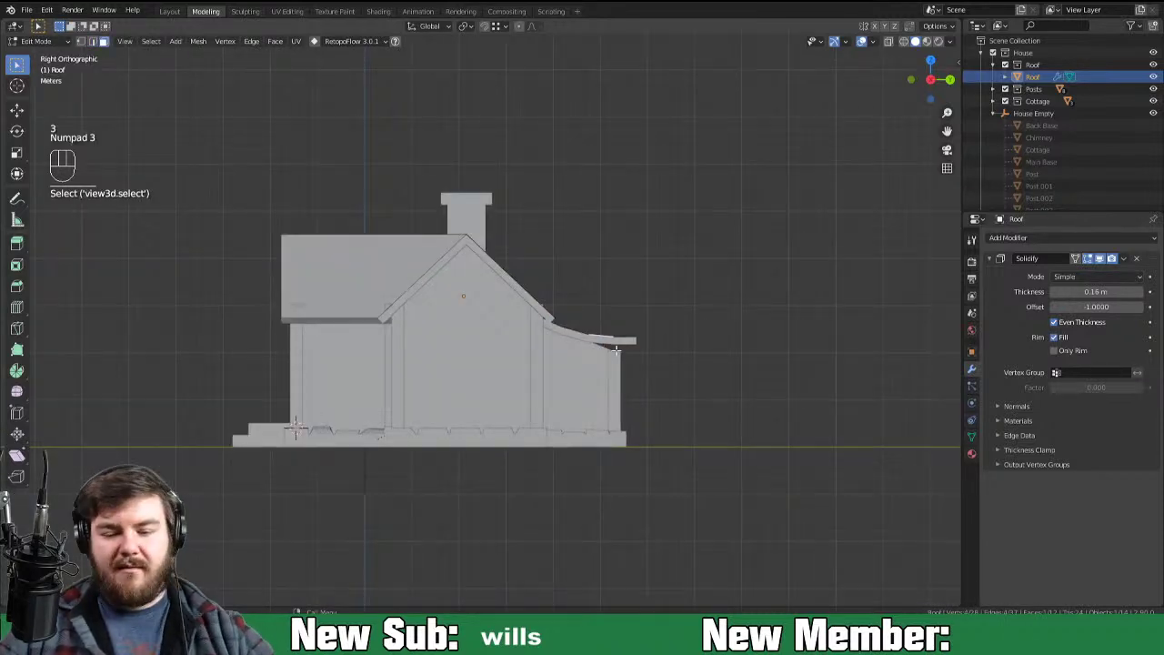
pyautogui.press('ctrl+l')
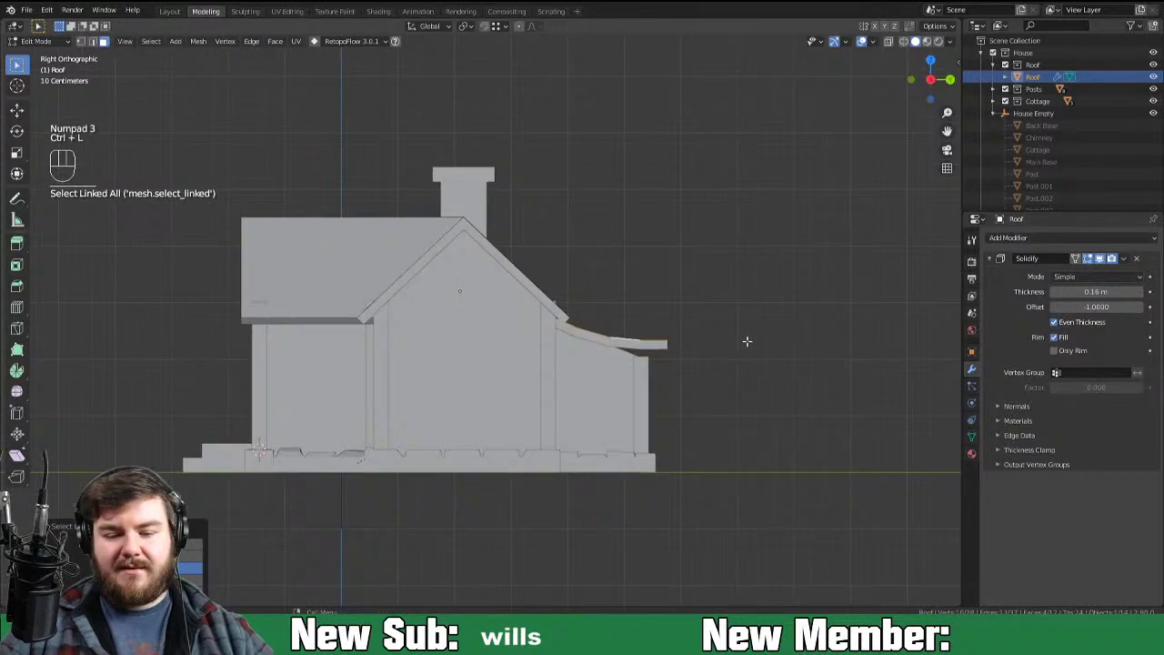
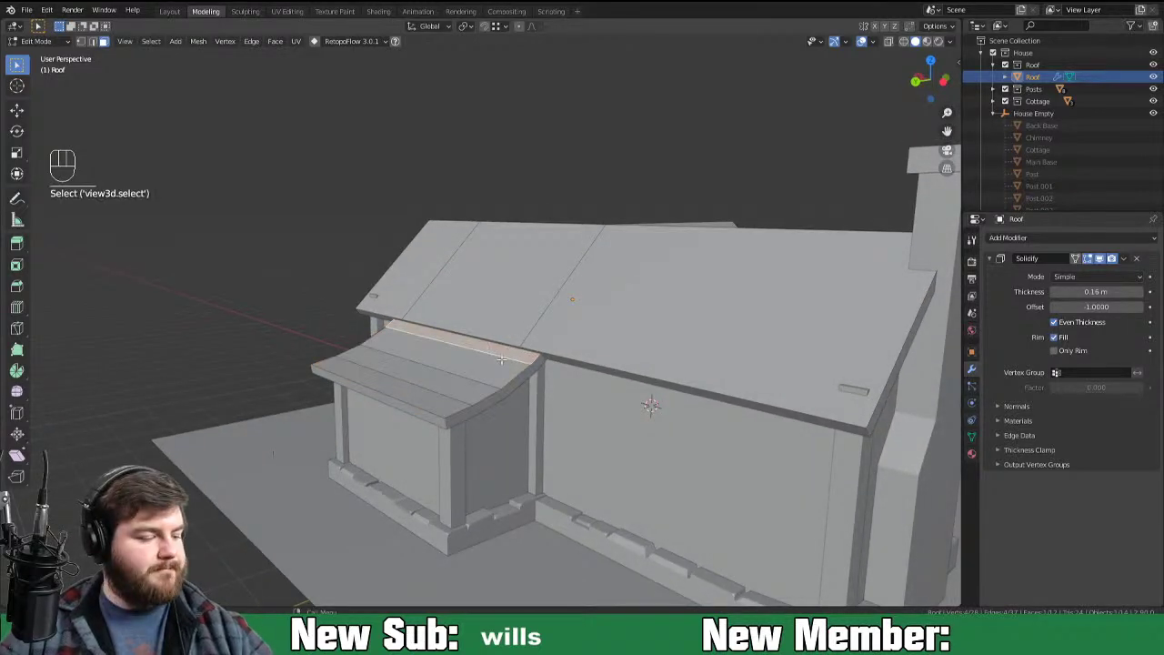
# Step: Raise the porch roof's top edge along Z with proportional falloff so it curves up to the wall
pyautogui.press('o')
pyautogui.press('g')
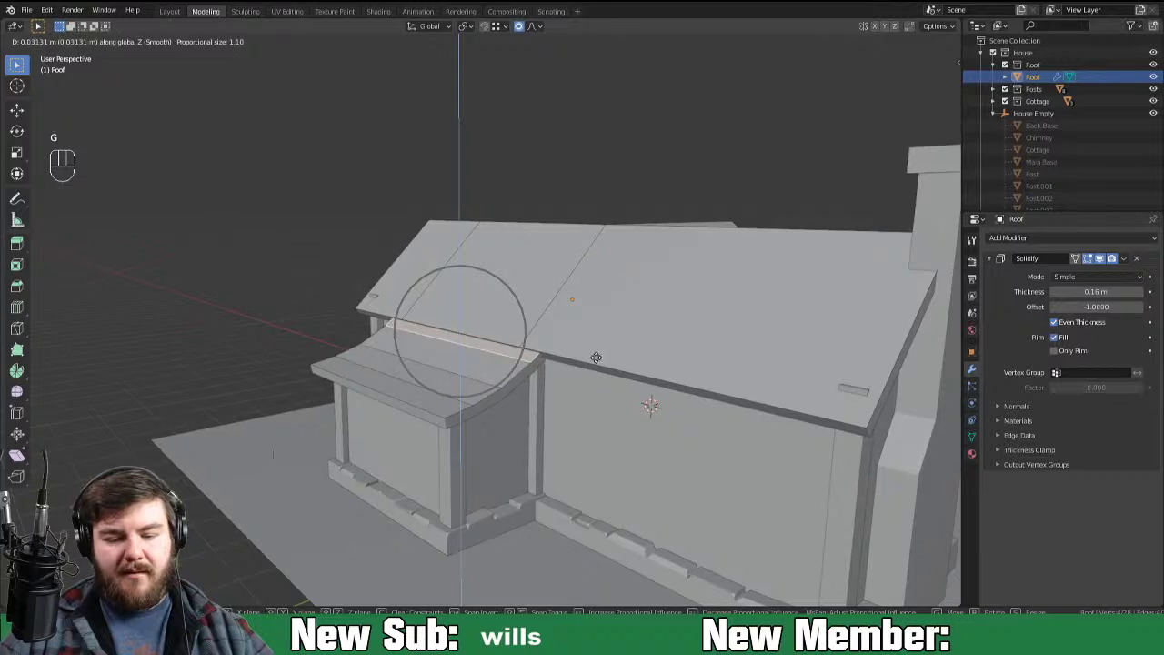
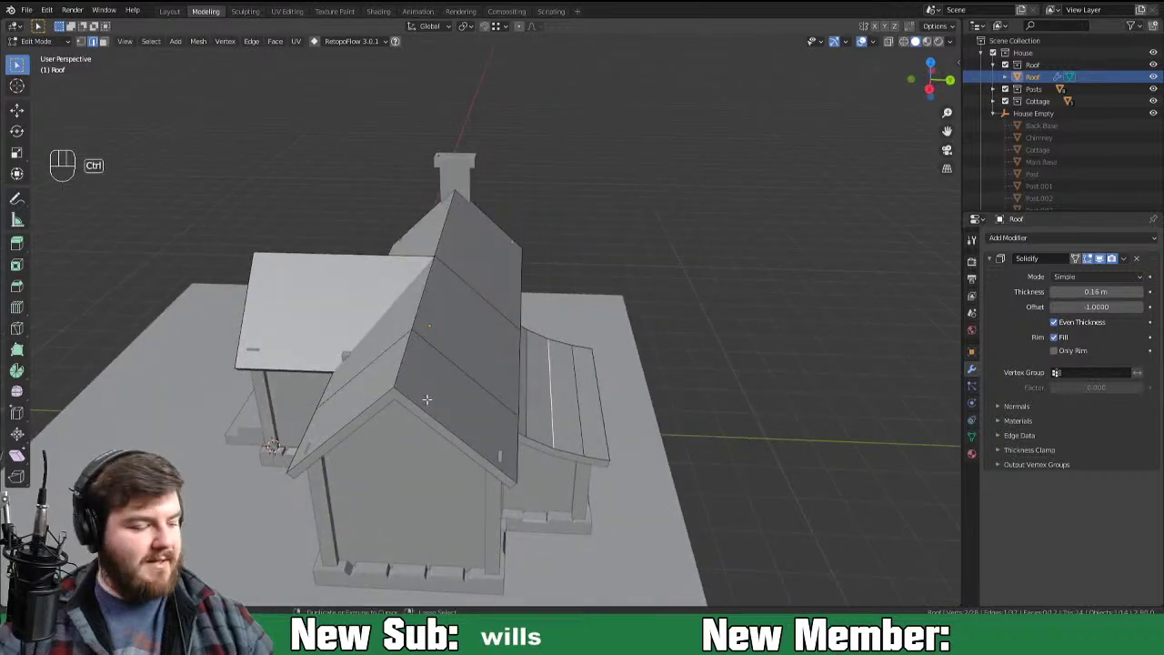
# Step: Cut a grid of edge loops into the front gable roof and raise its ridge about 0.4 m with smooth falloff
pyautogui.press('ctrl+r')
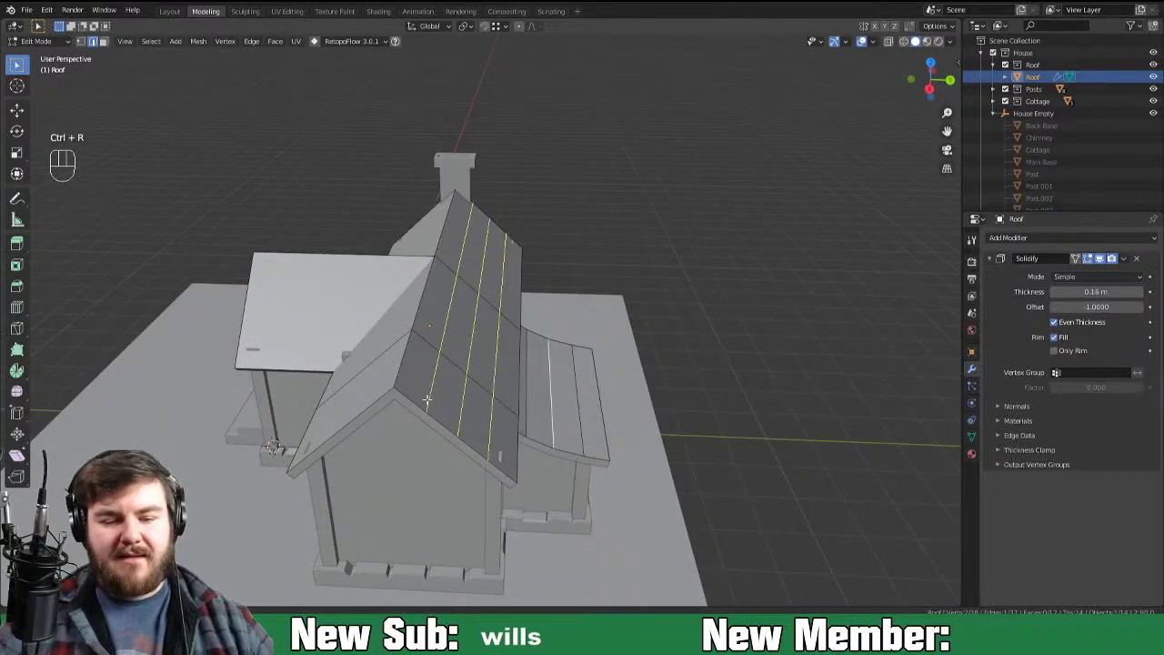
pyautogui.press('ctrl+r')
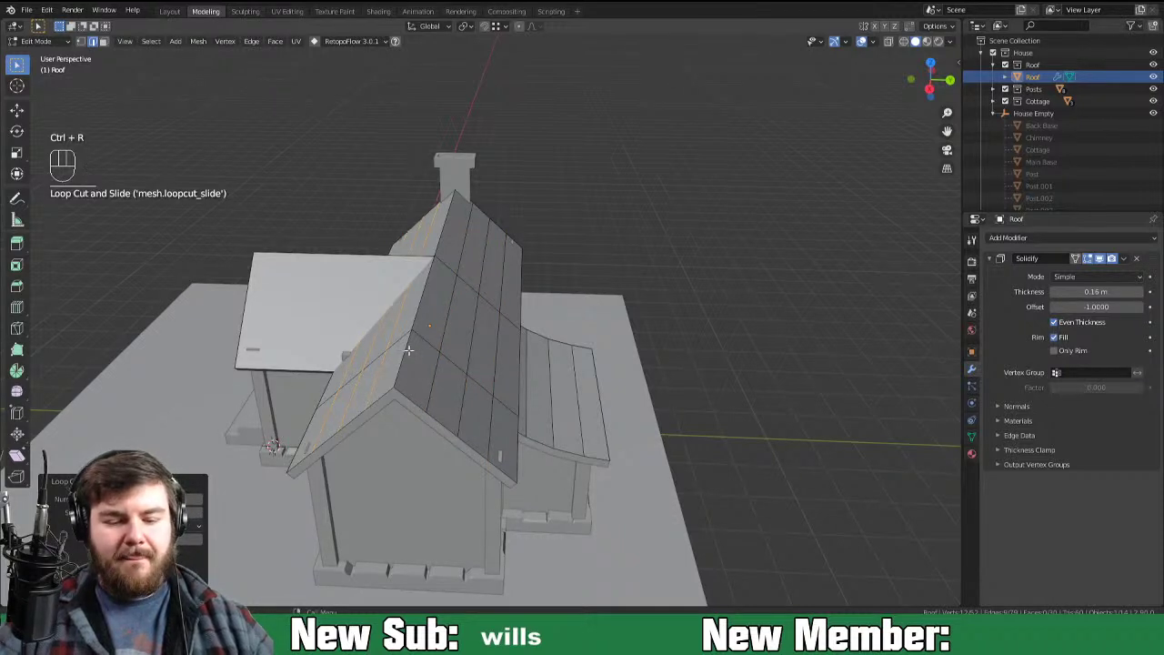
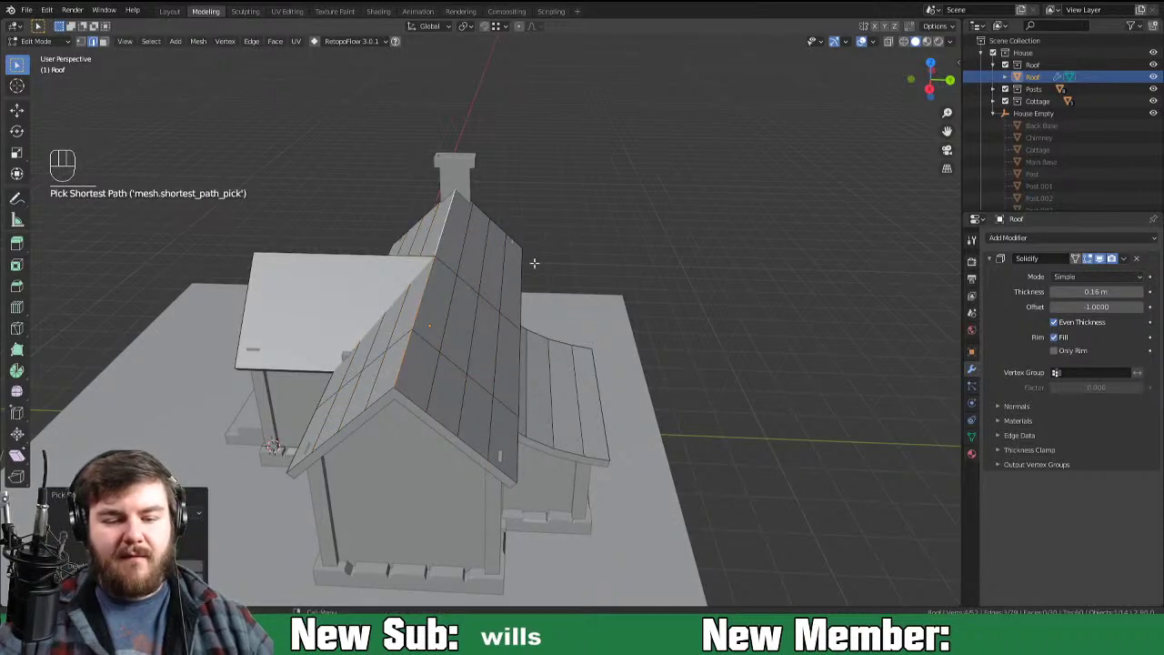
pyautogui.press('o')
pyautogui.press('g')
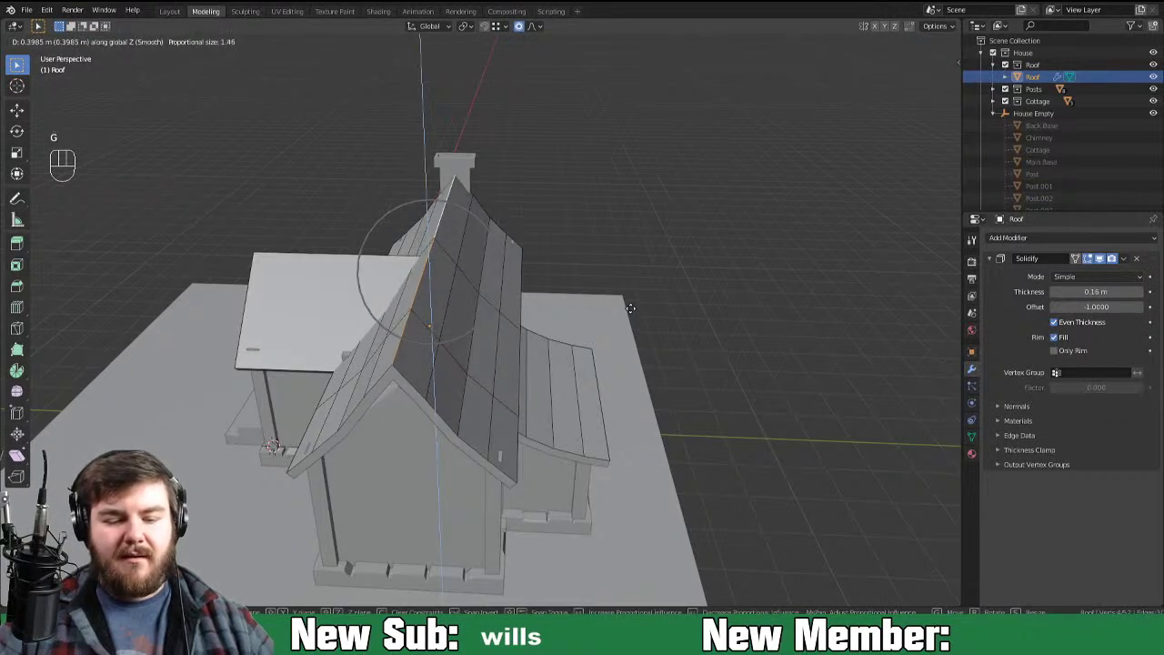
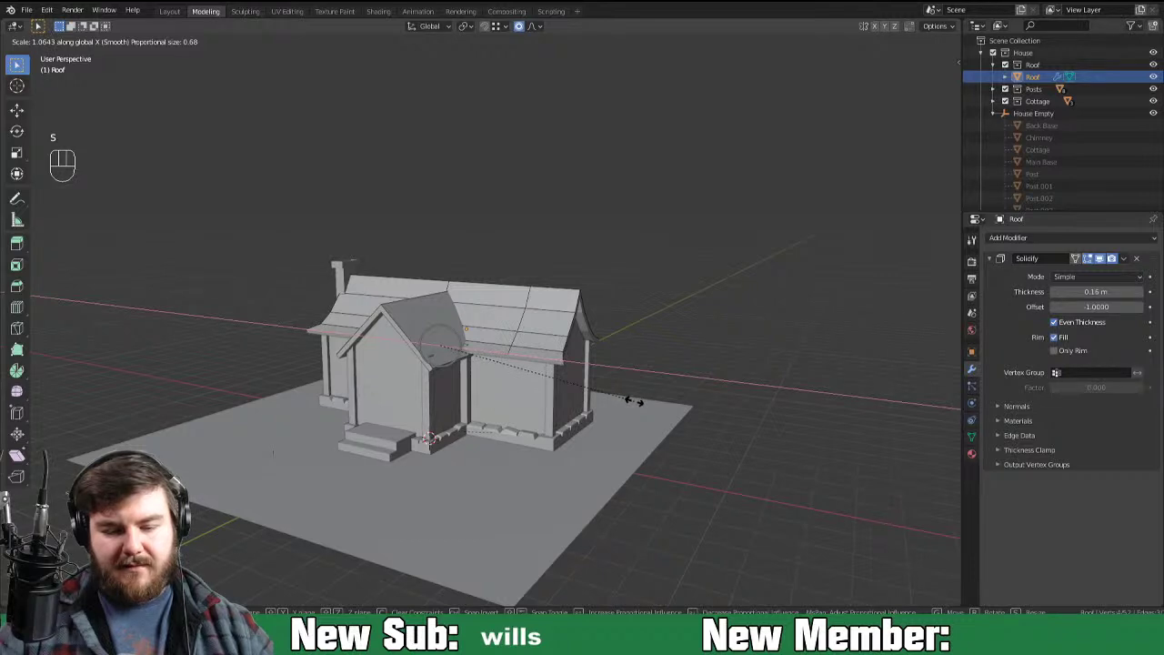
# Step: Scale the main roof's eave loops outward along X with proportional falloff to flare its ends
pyautogui.press('o')
pyautogui.press('s')
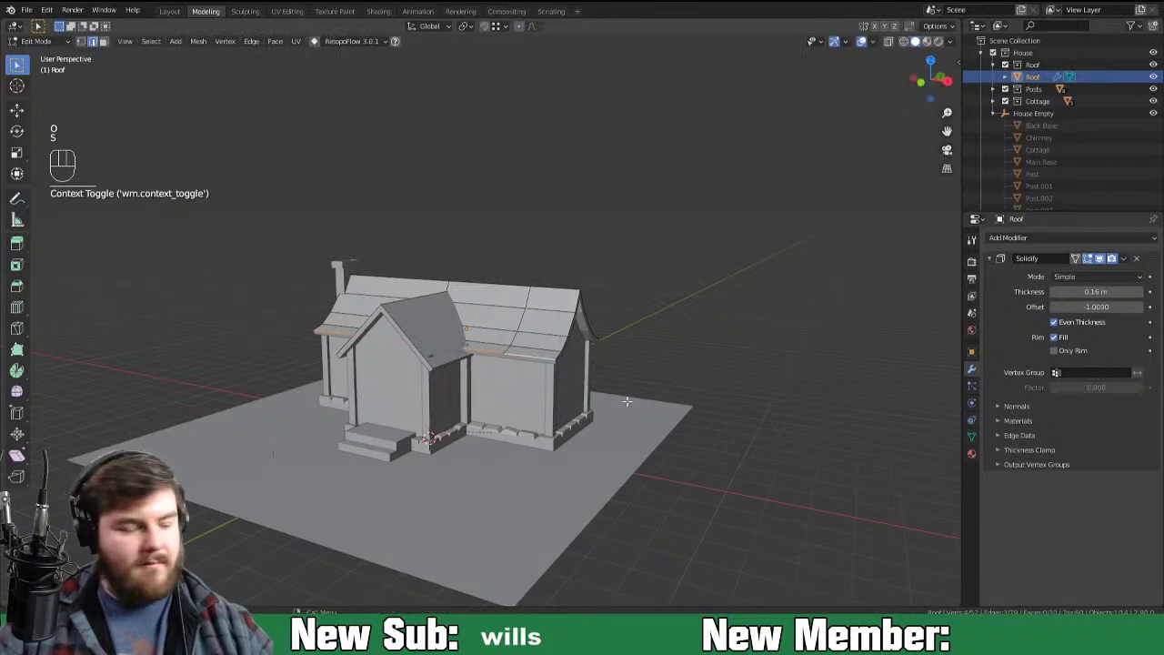
pyautogui.press('o')
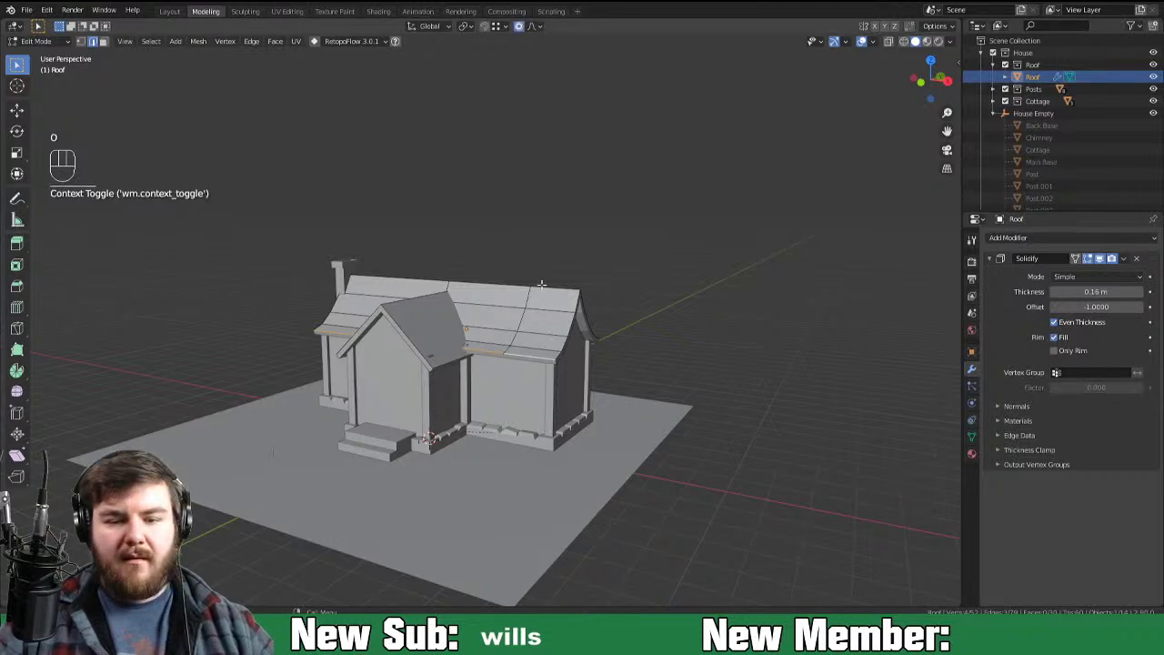
pyautogui.press('s')
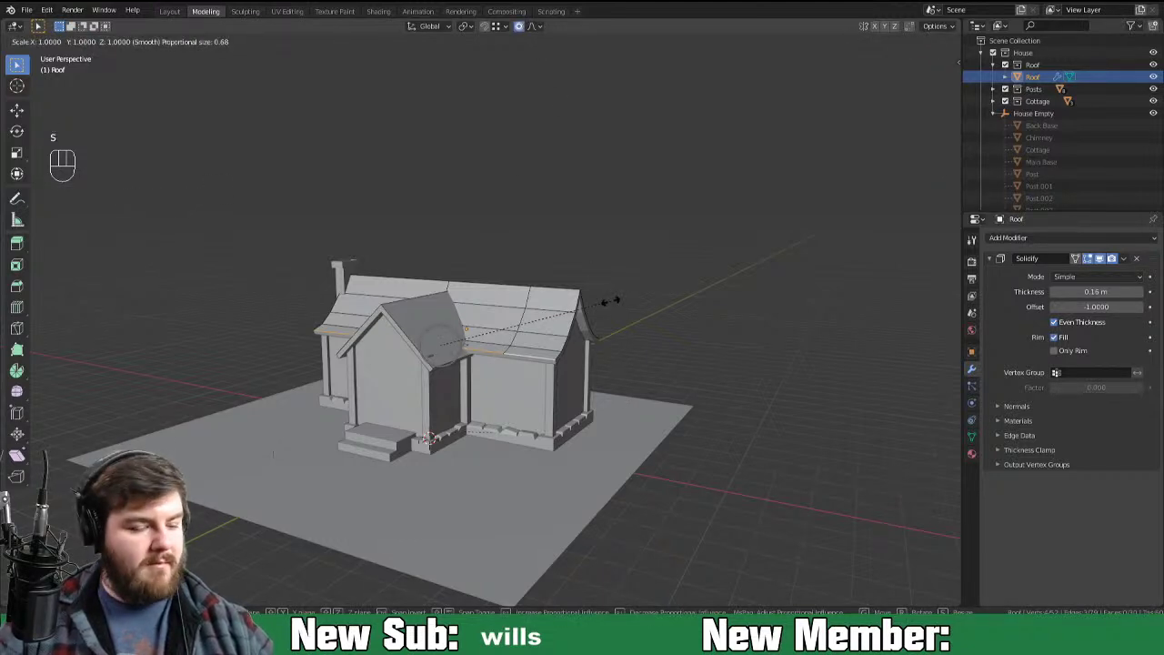
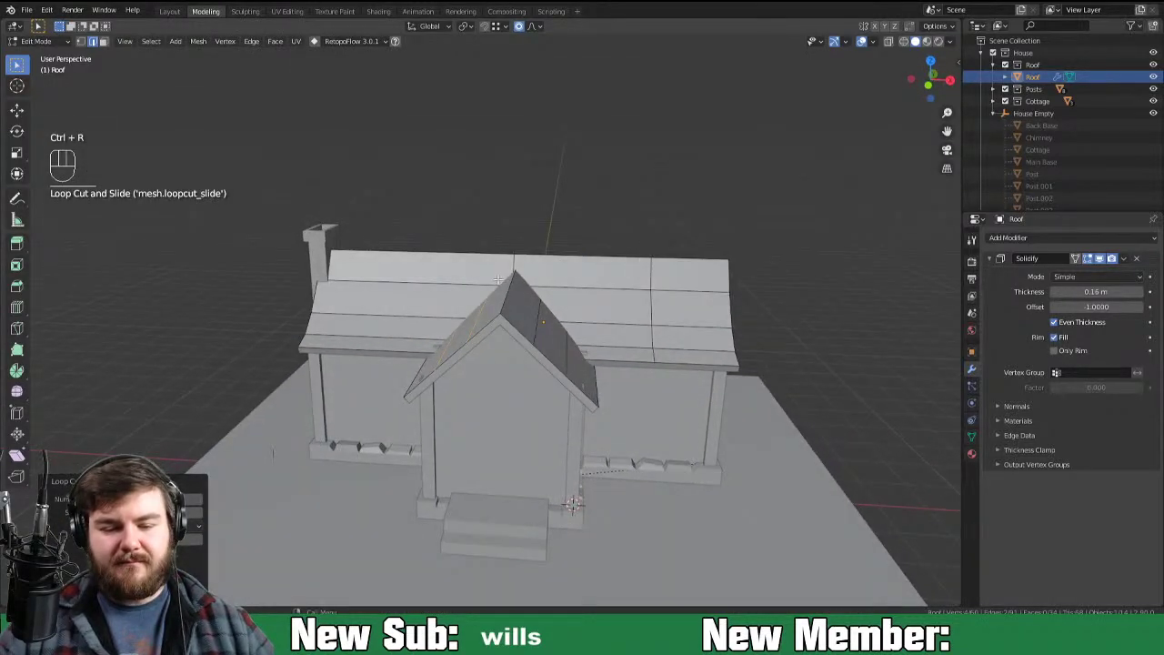
# Step: Lift the gable ridge along Z and widen its eaves along X about 1.13 with smooth falloff
pyautogui.press('g')
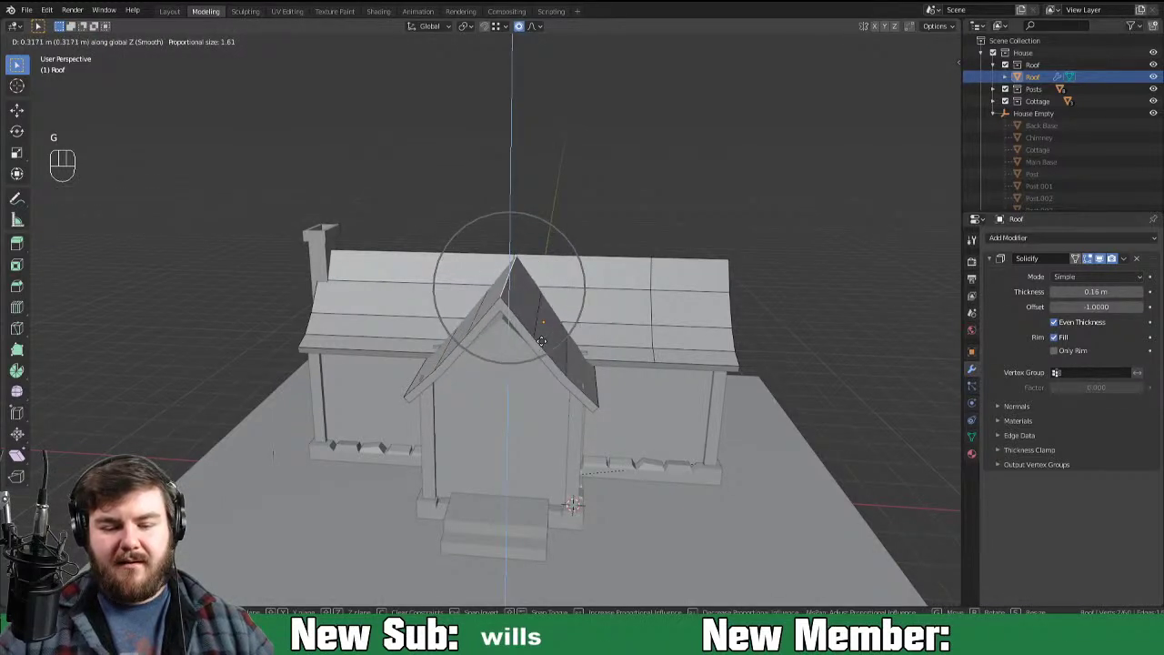
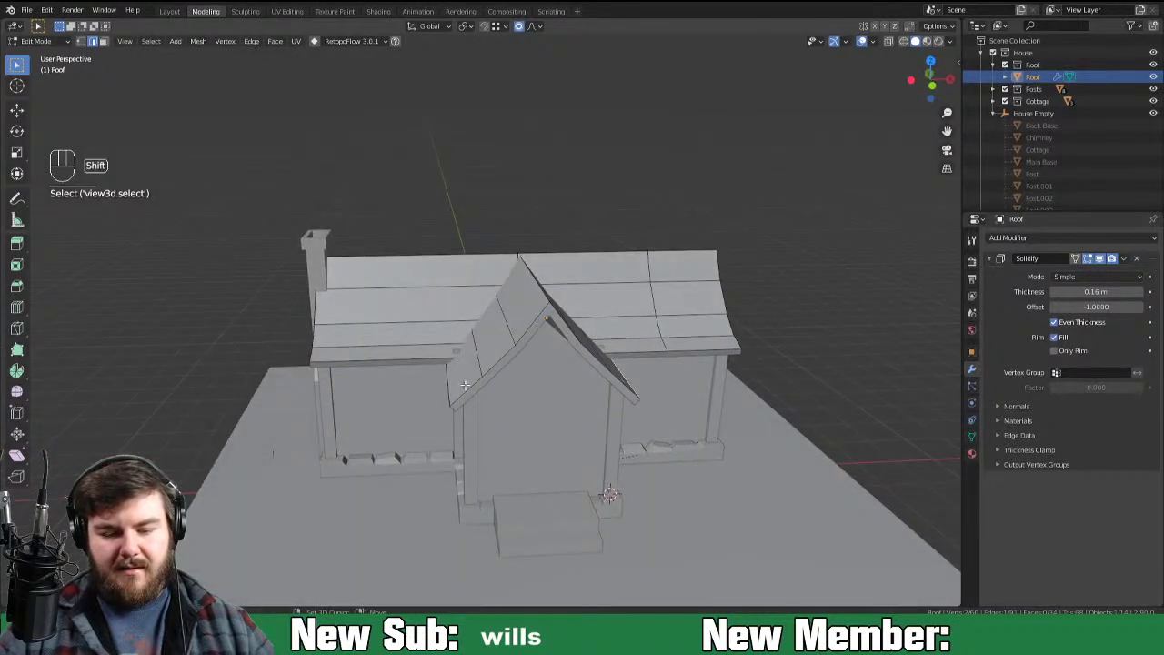
pyautogui.press('s')
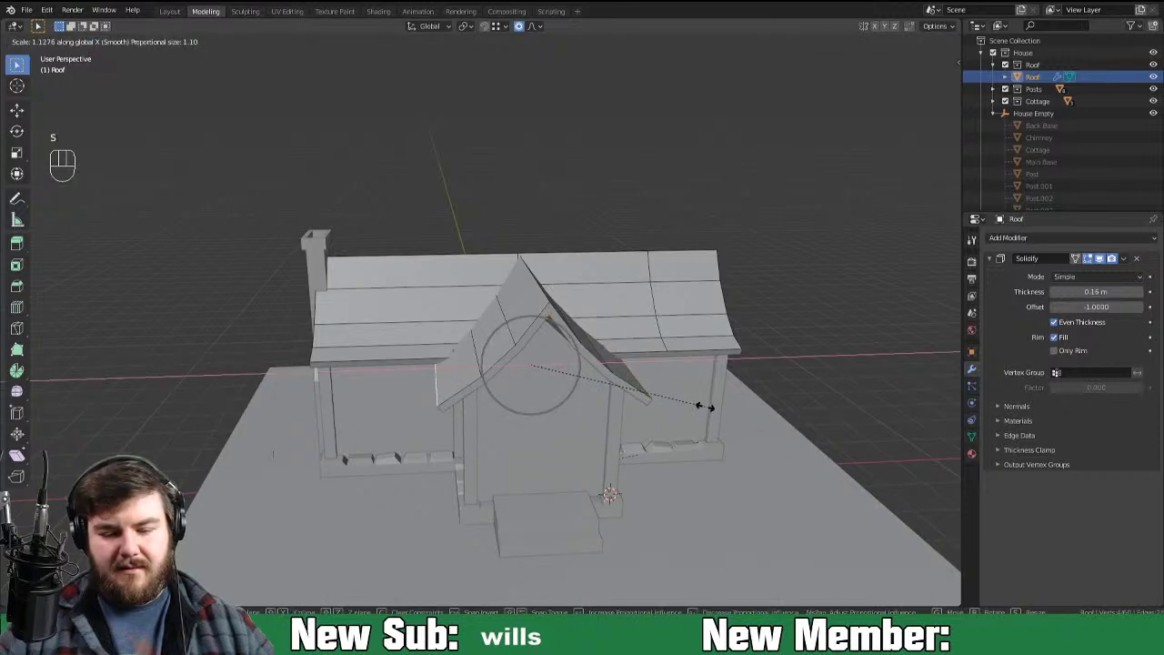
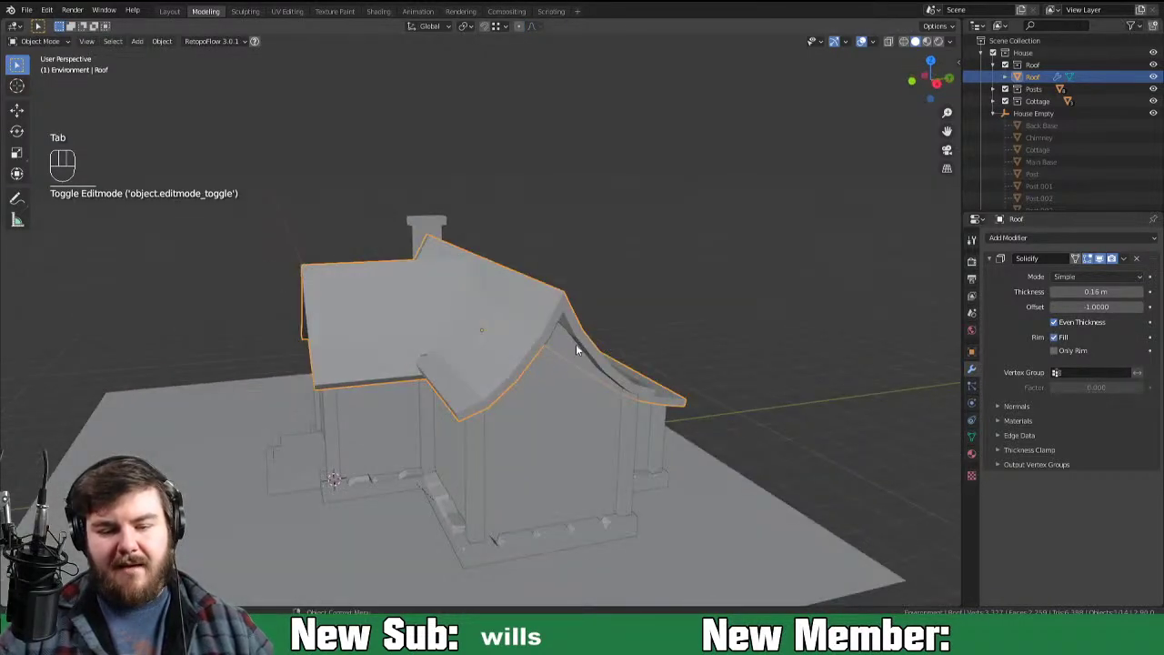
# Step: Face the cottage front and set viewport shading Color to Random so each object has its own colour
pyautogui.moveTo(603, 364); pyautogui.dragTo(701, 342)
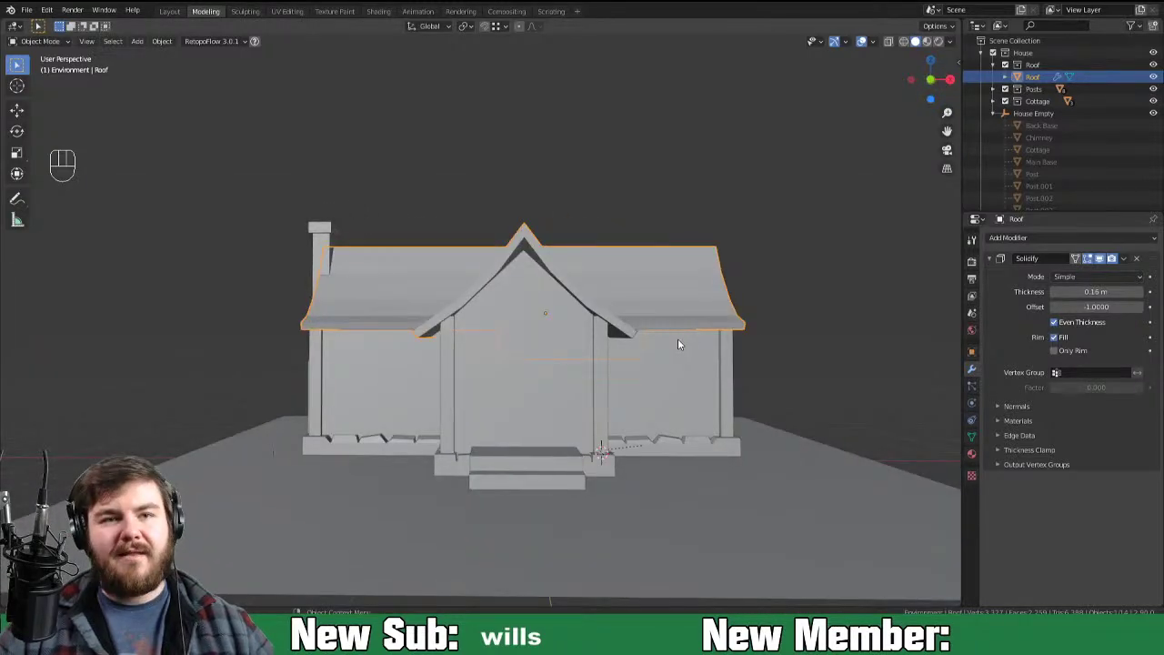
pyautogui.moveTo(716, 345); pyautogui.dragTo(716, 346)
pyautogui.middleClick(745, 314)
pyautogui.press('KP_1')
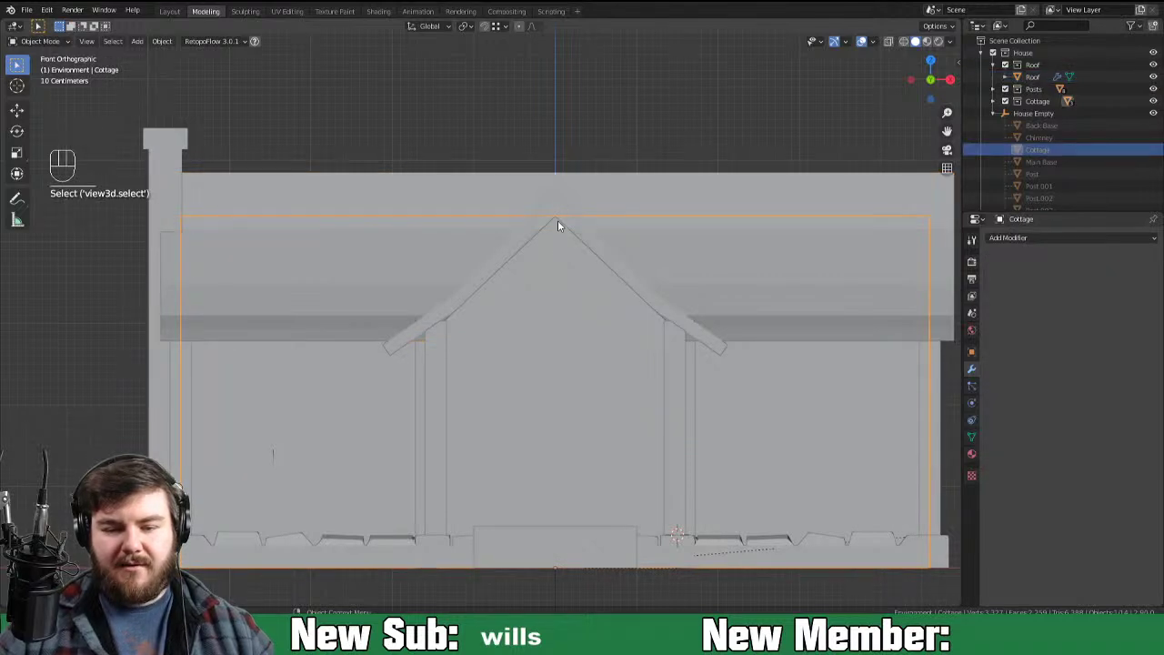
pyautogui.click(571, 192)
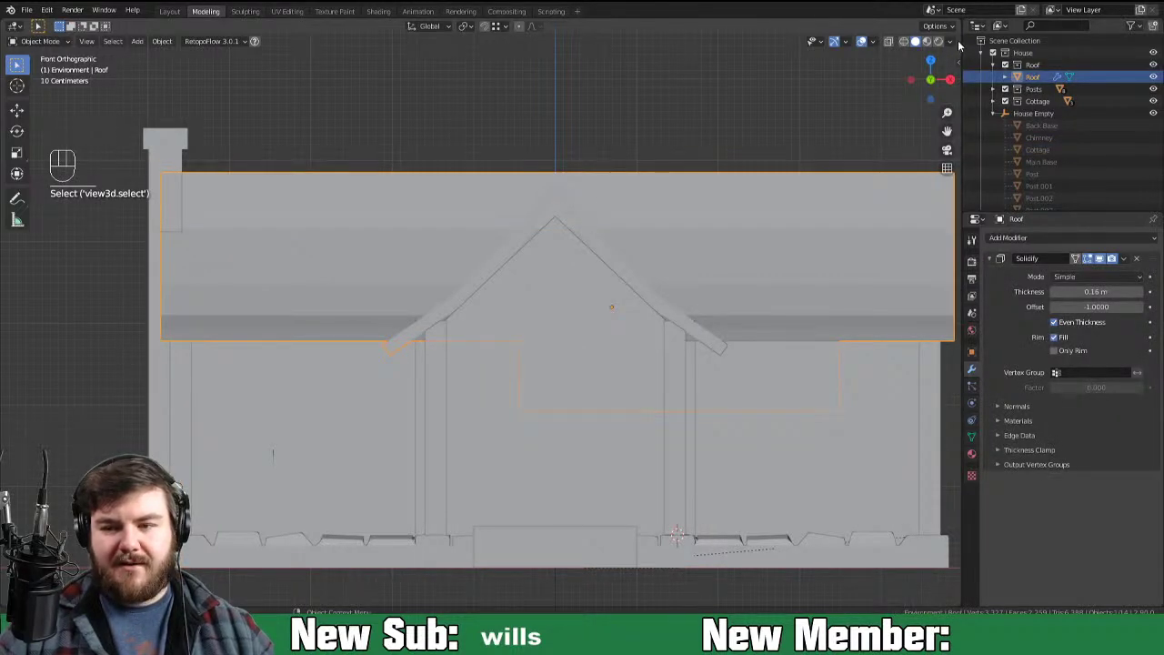
pyautogui.moveTo(956, 43); pyautogui.dragTo(708, 312)
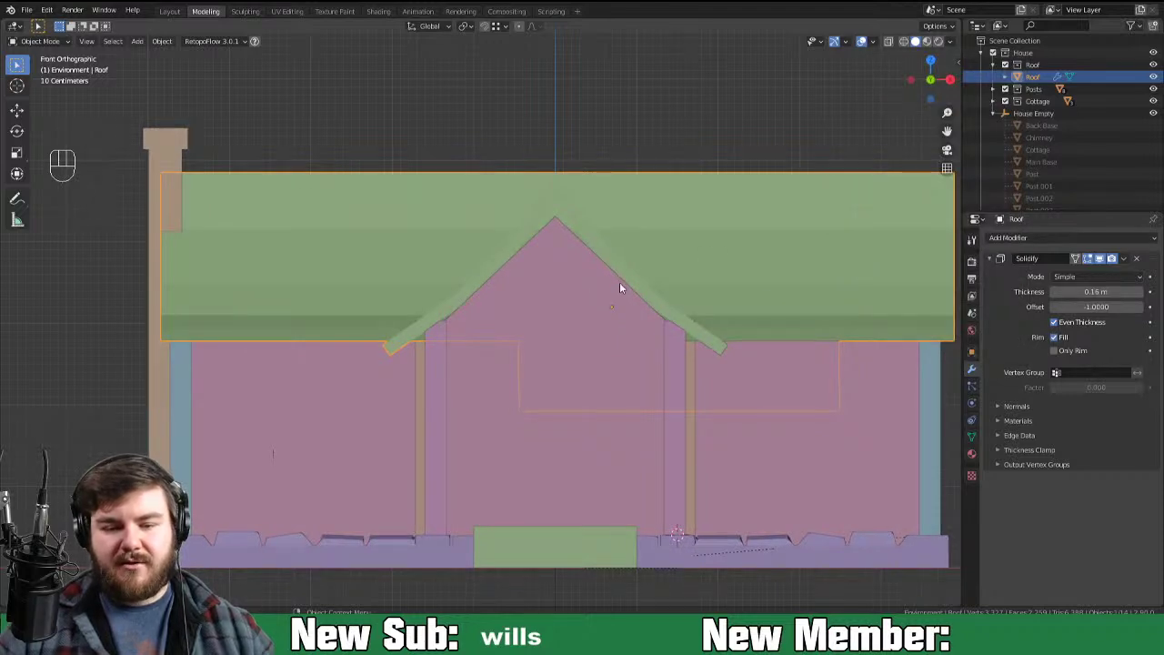
# Step: Orbit around the roof peak and gable, checking it from front, angle and side views
pyautogui.middleClick(623, 286)
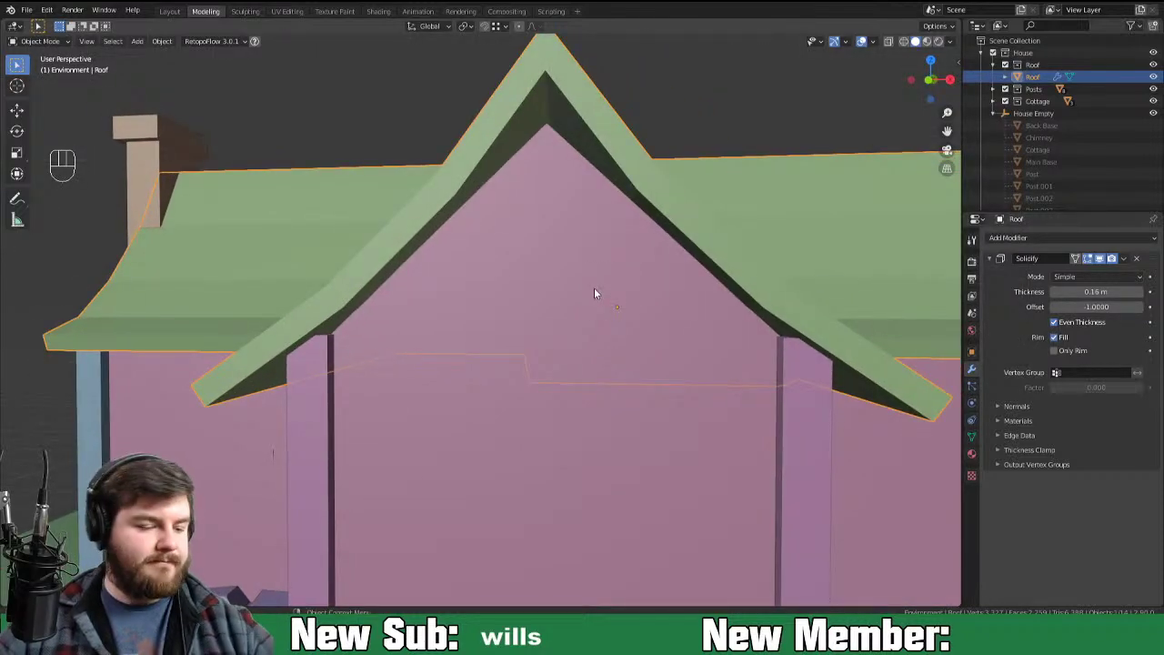
pyautogui.middleClick(631, 300)
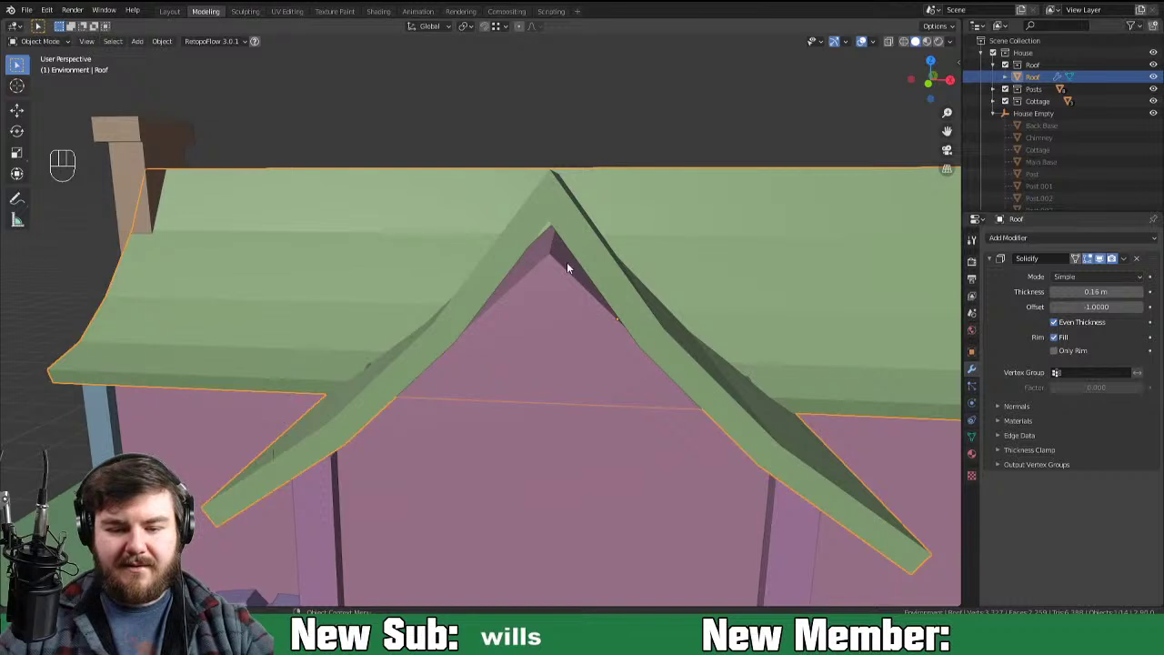
pyautogui.press('KP_1')
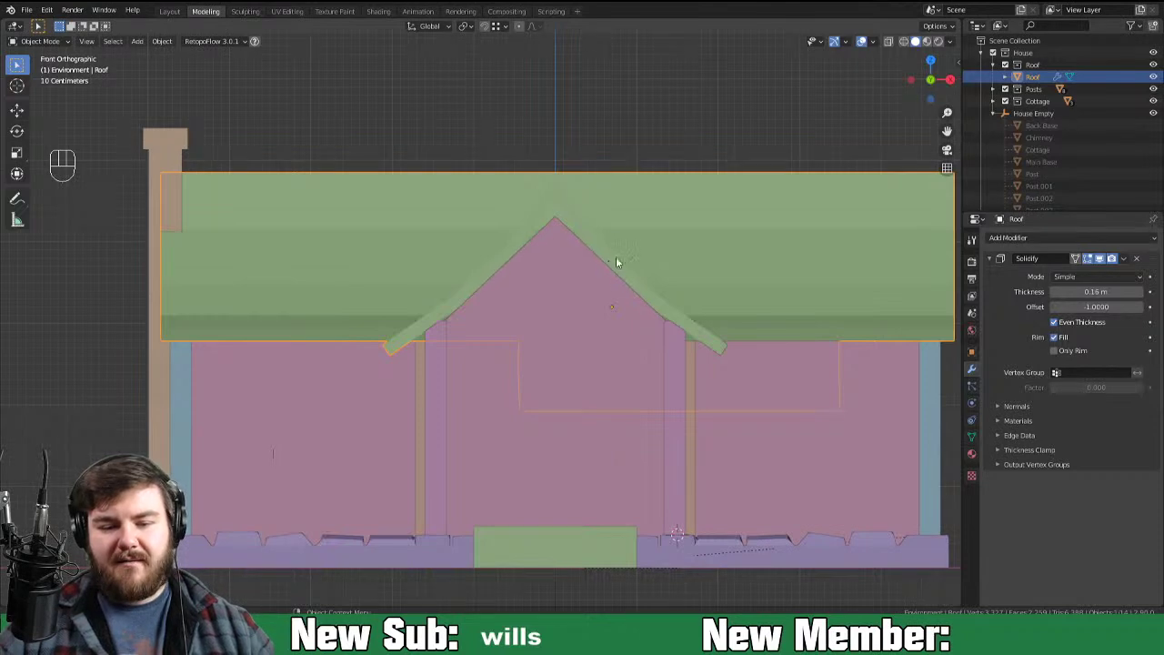
pyautogui.moveTo(767, 300); pyautogui.dragTo(650, 319)
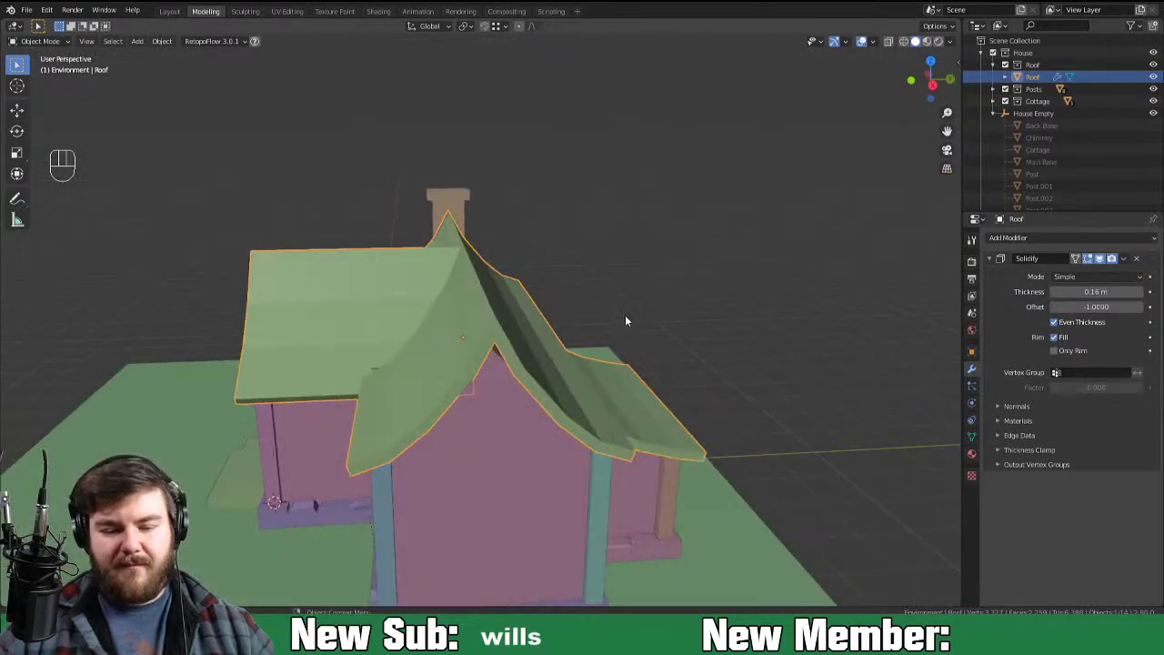
pyautogui.press('KP_3')
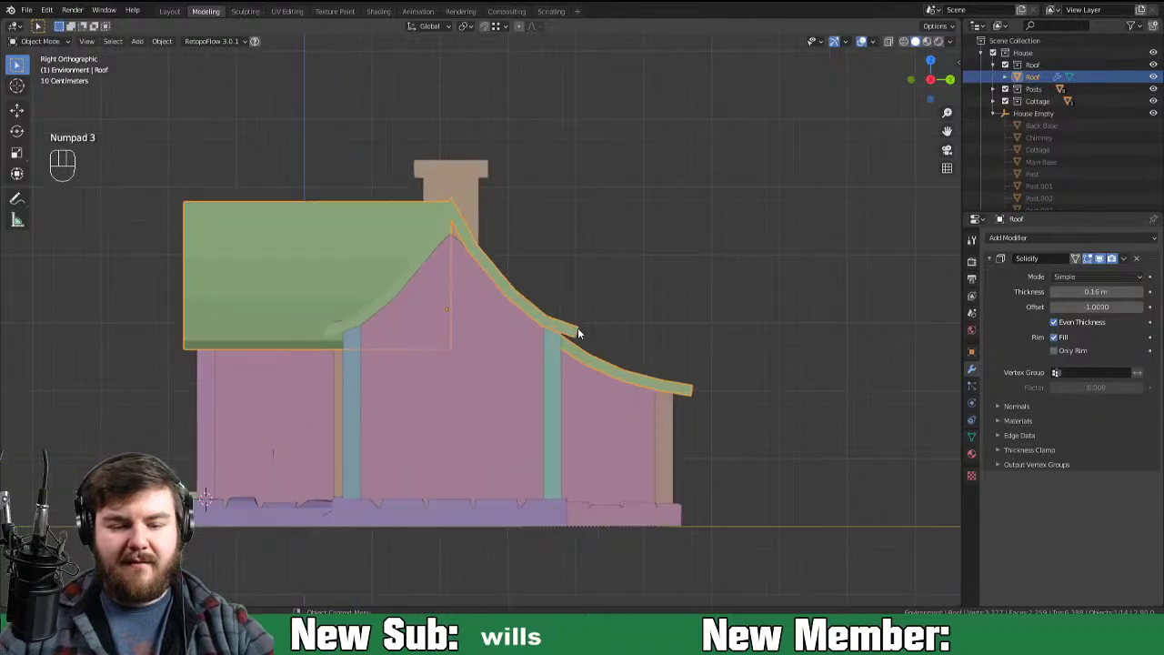
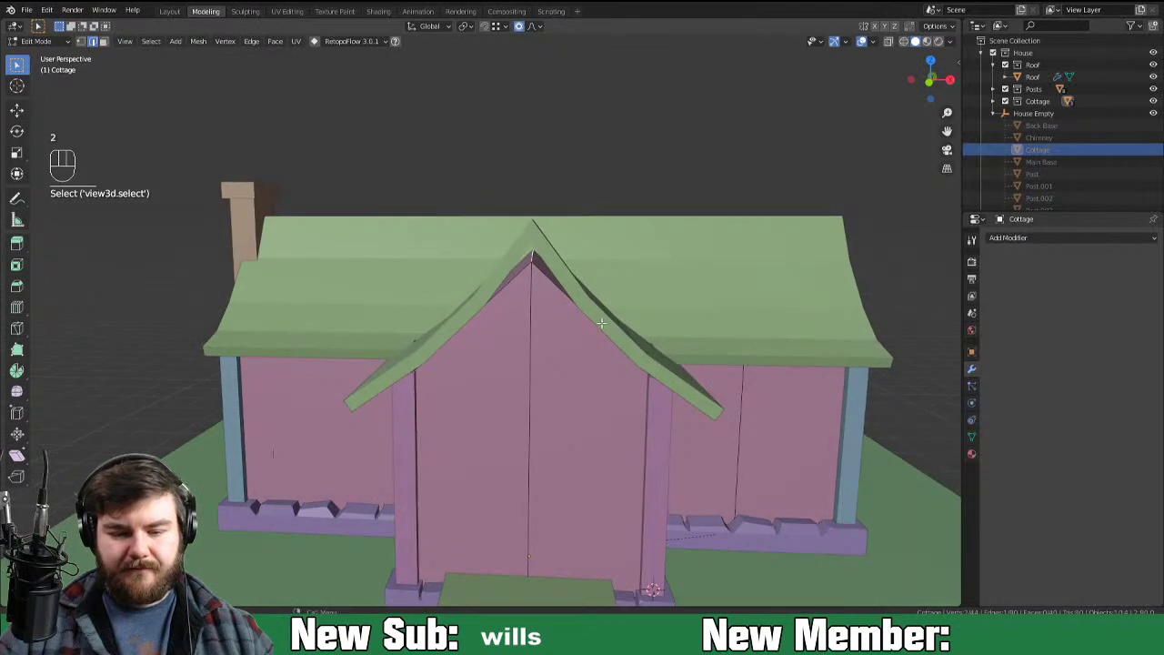
# Step: Move the gable's top vertices straight up about 0.28 m to meet the roof
pyautogui.press('g')
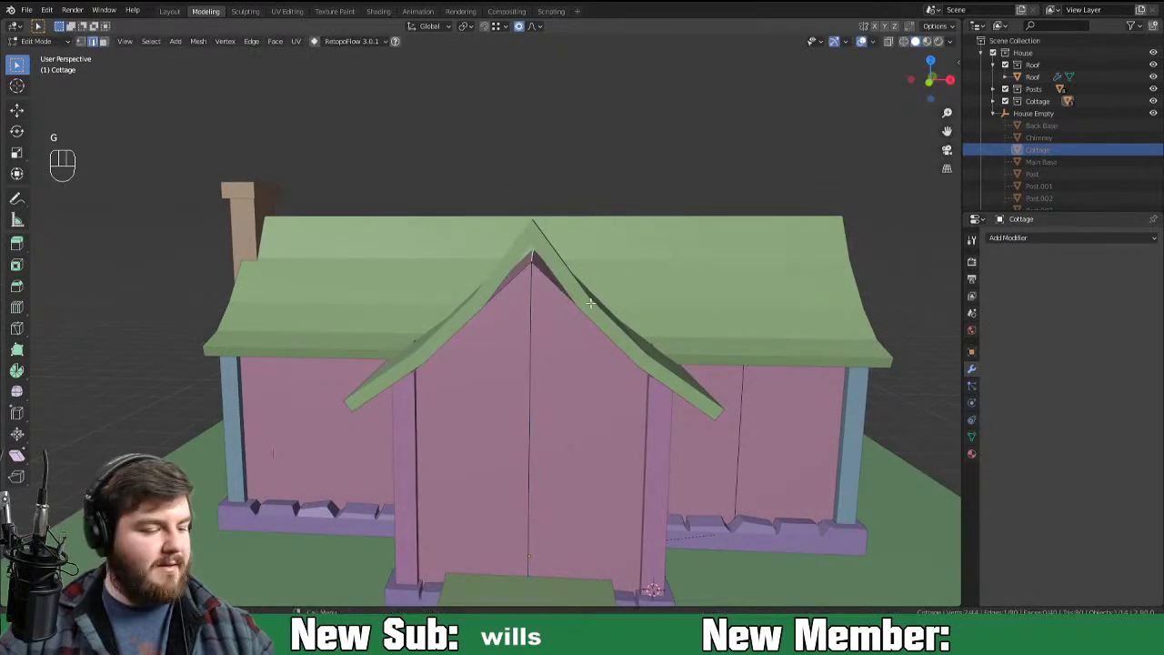
pyautogui.press('o')
pyautogui.press('g')
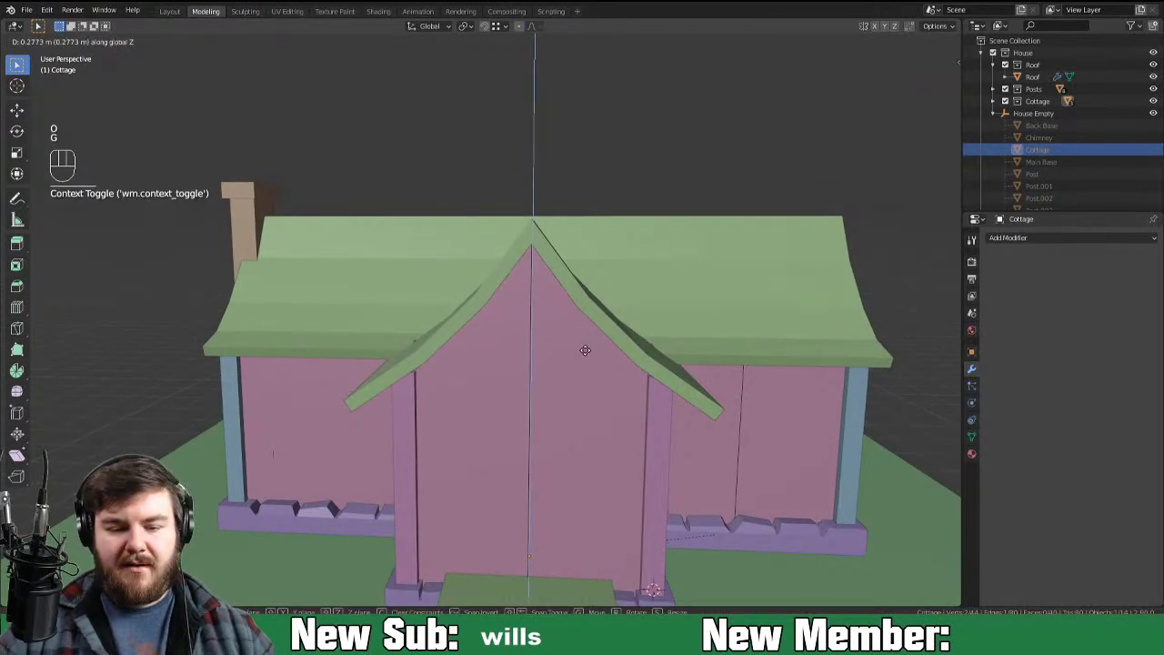
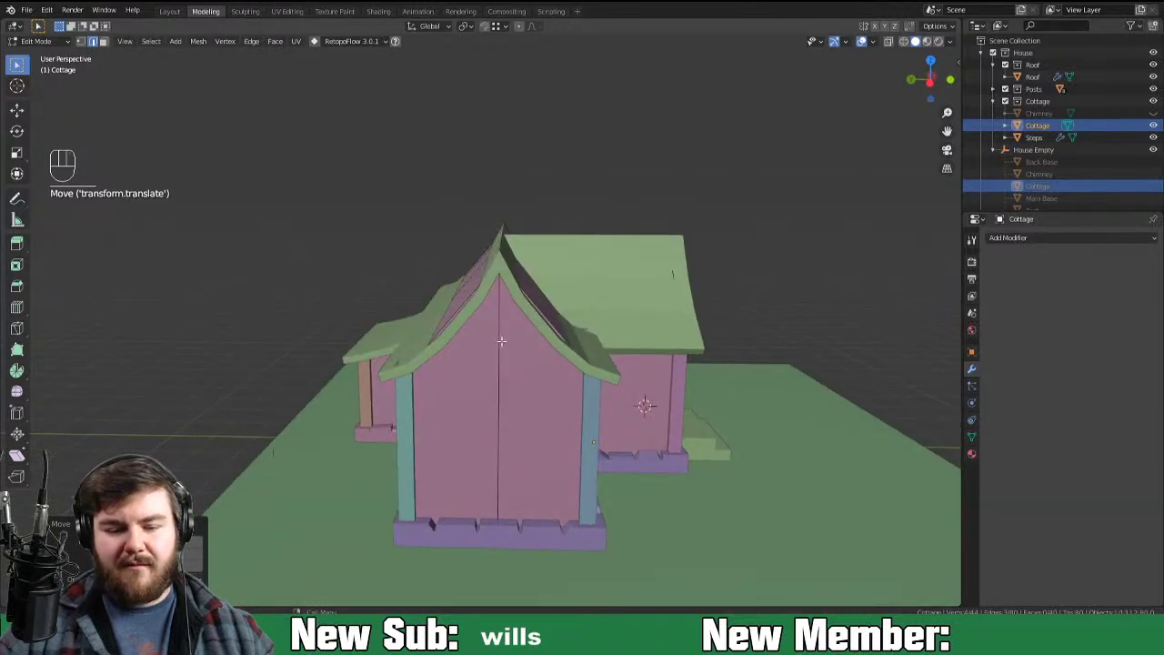
# Step: Add two vertical loop cuts across the front gable wall and leave Edit Mode
pyautogui.press('ctrl+r')
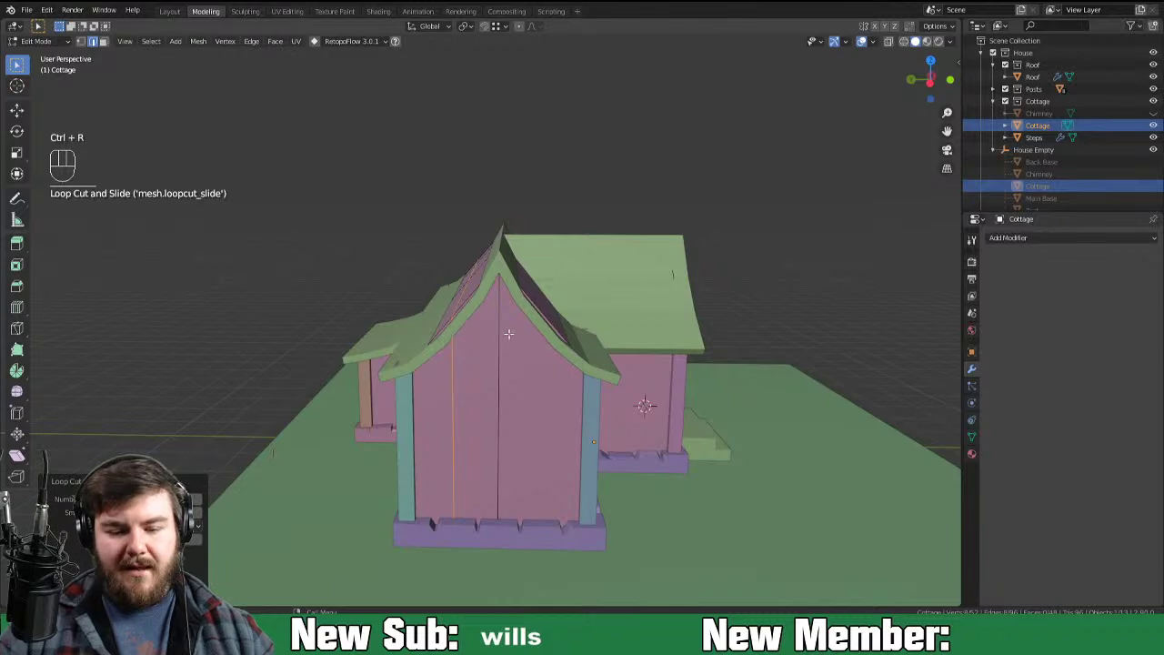
pyautogui.press('ctrl+r')
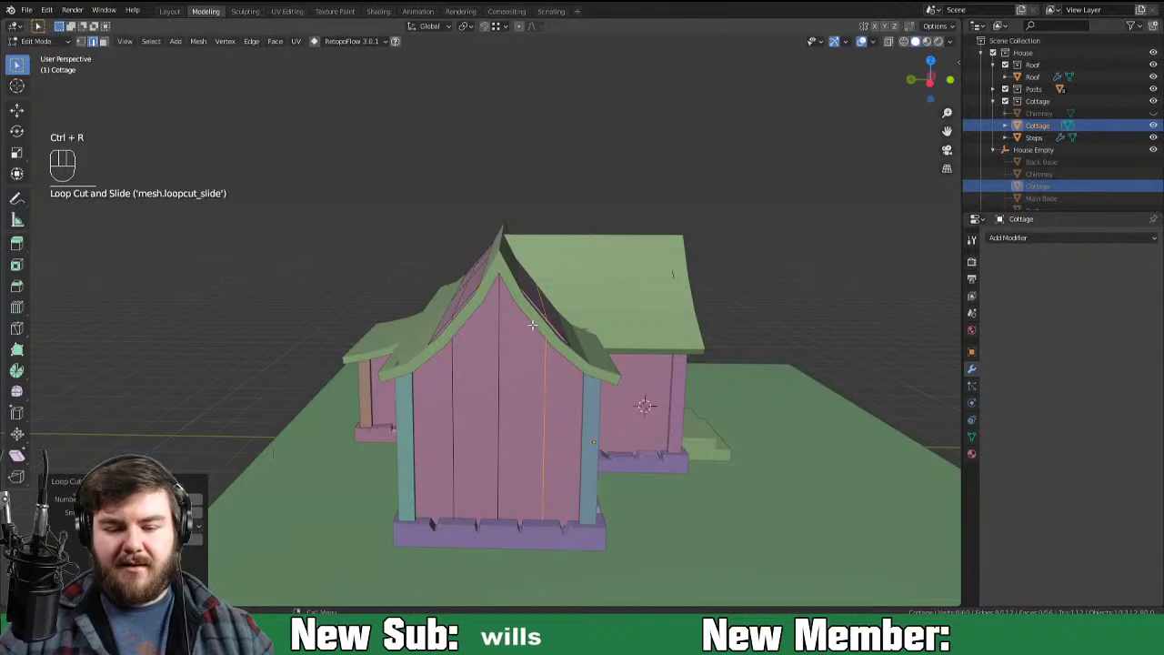
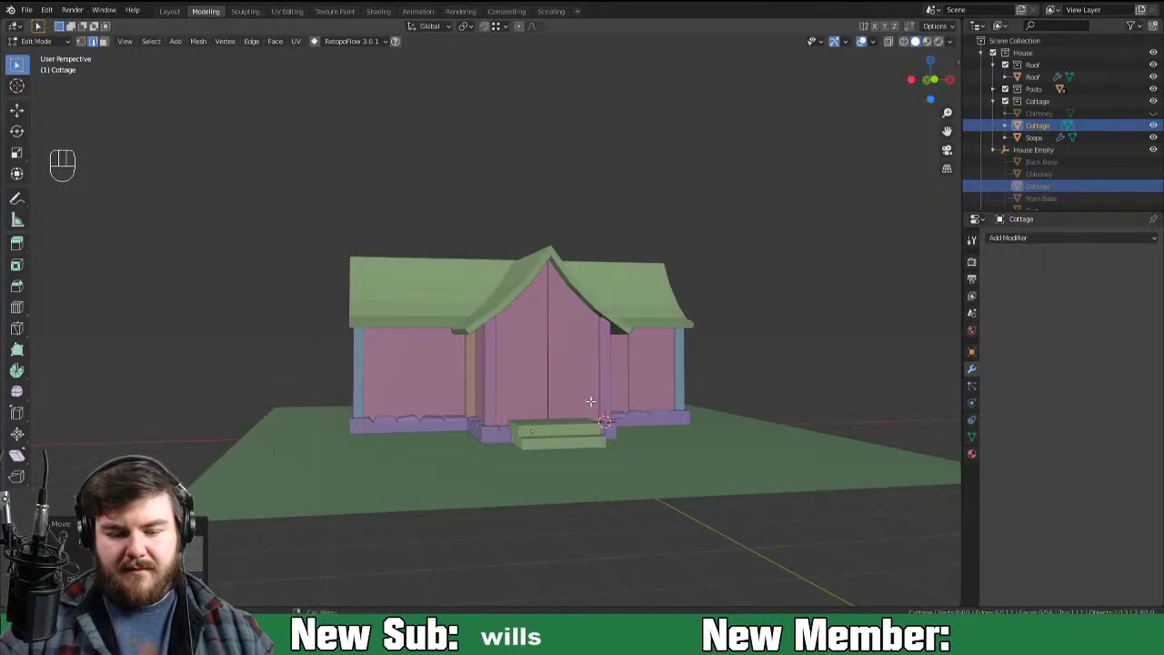
pyautogui.press('Tab')
pyautogui.moveTo(617, 369); pyautogui.dragTo(562, 380)
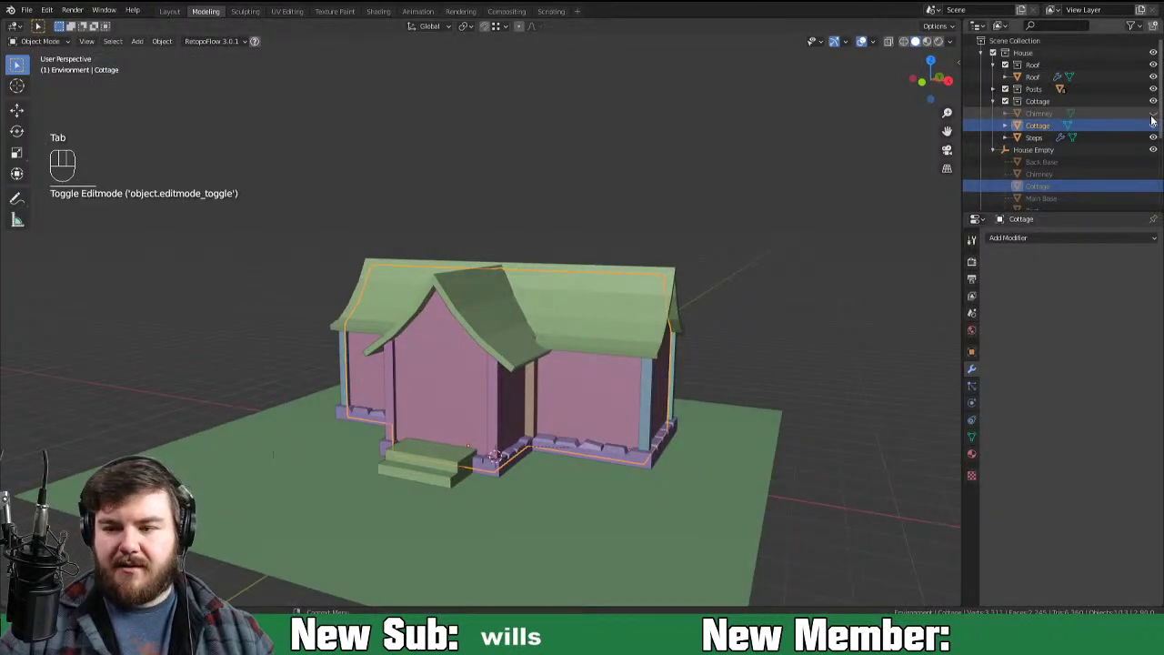
pyautogui.click(1154, 124)
pyautogui.moveTo(560, 422); pyautogui.dragTo(670, 439)
pyautogui.moveTo(641, 413); pyautogui.dragTo(549, 435)
pyautogui.click(549, 468)
pyautogui.moveTo(629, 459); pyautogui.dragTo(574, 471)
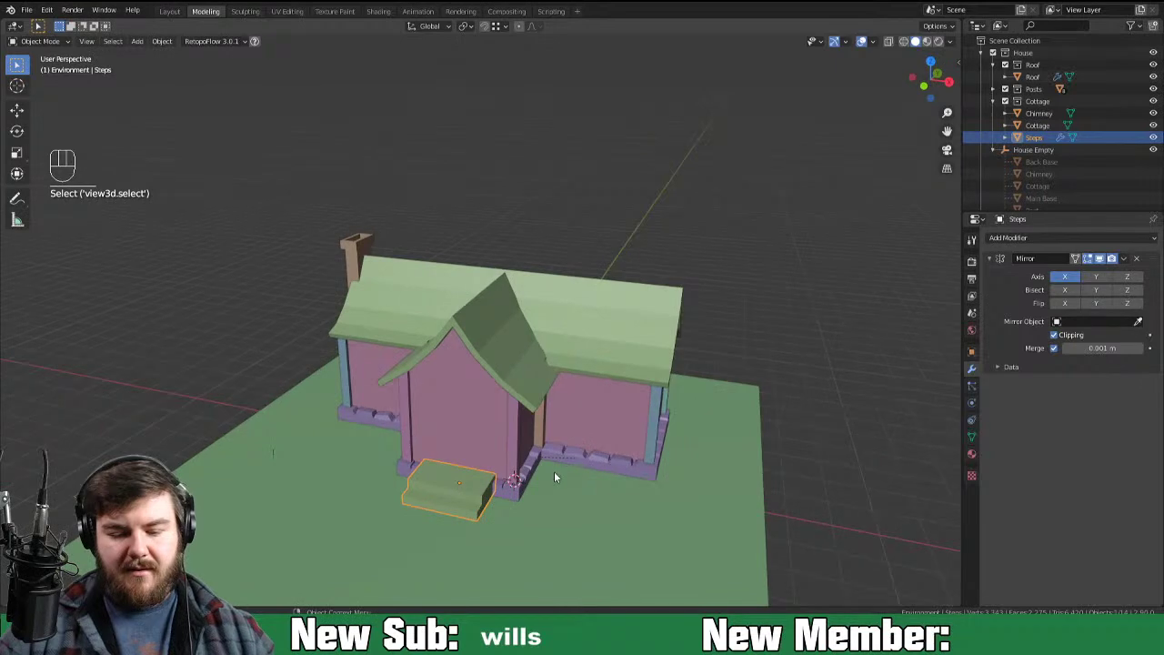
pyautogui.click(556, 455)
pyautogui.moveTo(712, 478); pyautogui.dragTo(554, 470)
pyautogui.moveTo(479, 491); pyautogui.dragTo(656, 488)
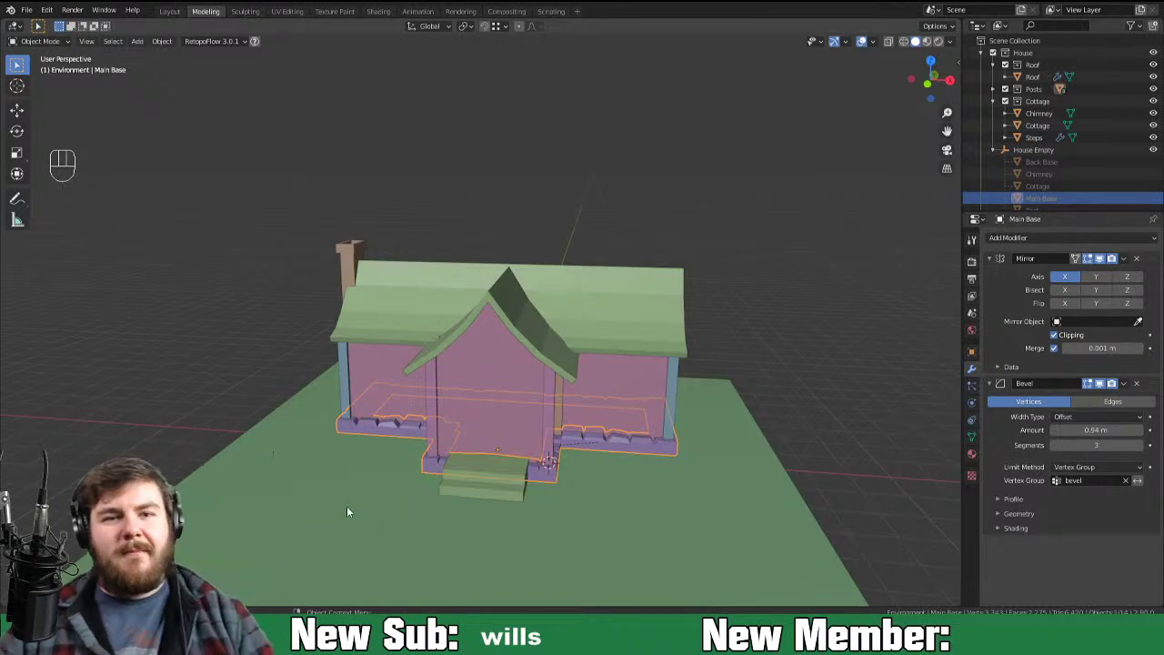
pyautogui.moveTo(954, 46); pyautogui.dragTo(654, 300)
pyautogui.moveTo(648, 377); pyautogui.dragTo(683, 386)
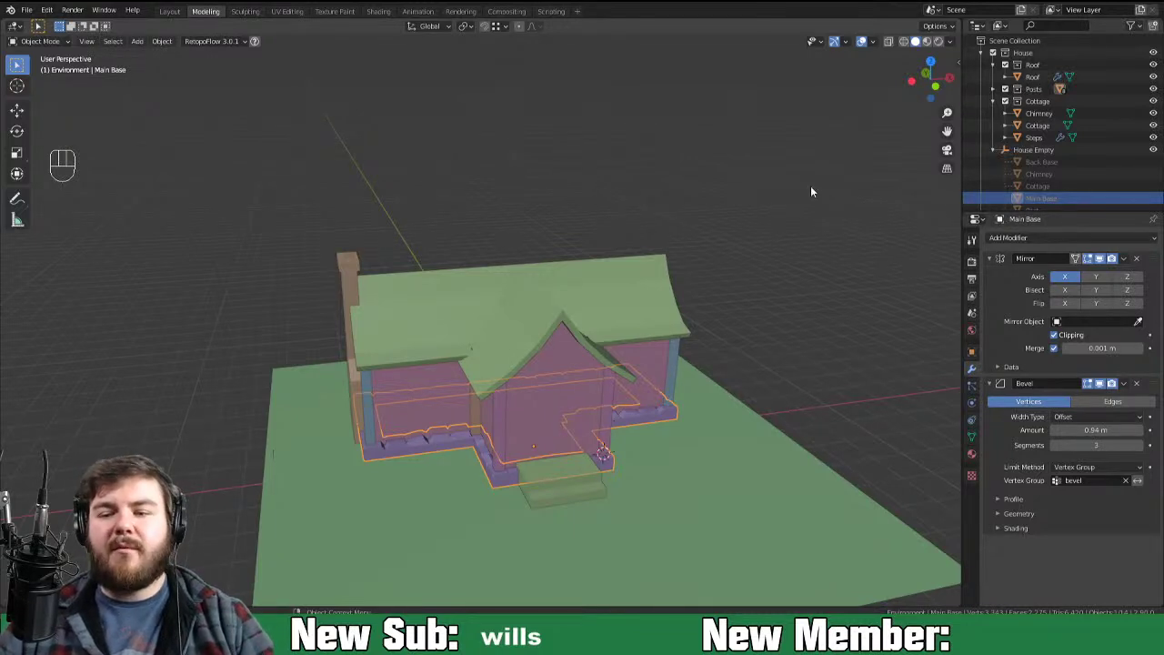
pyautogui.moveTo(932, 48); pyautogui.dragTo(921, 49)
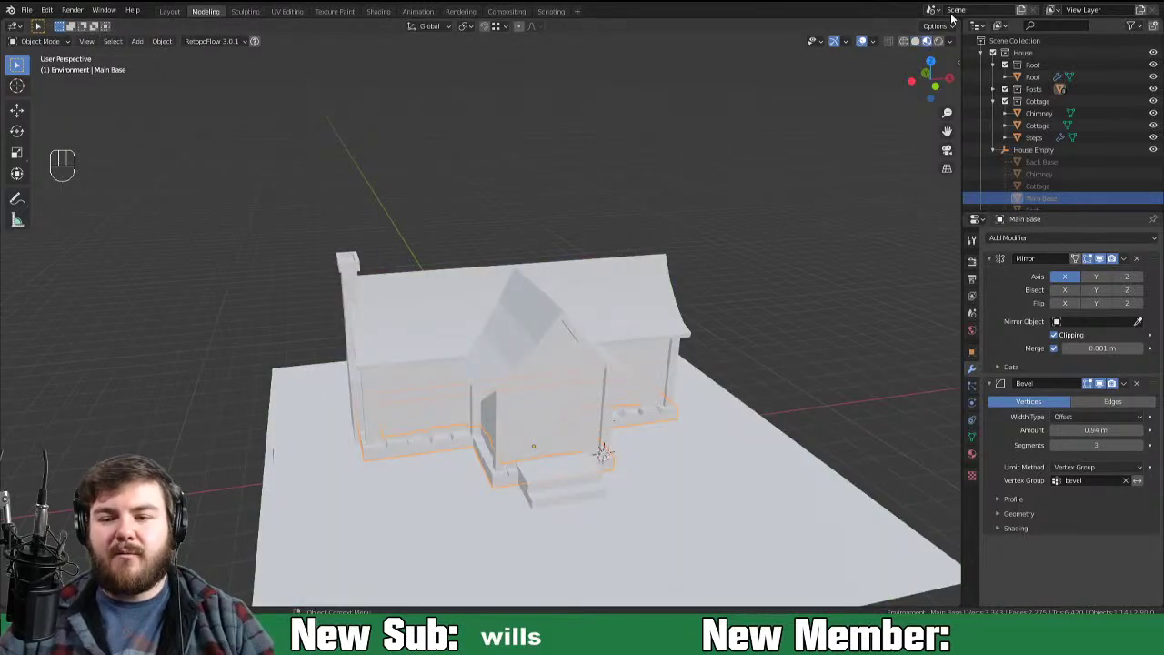
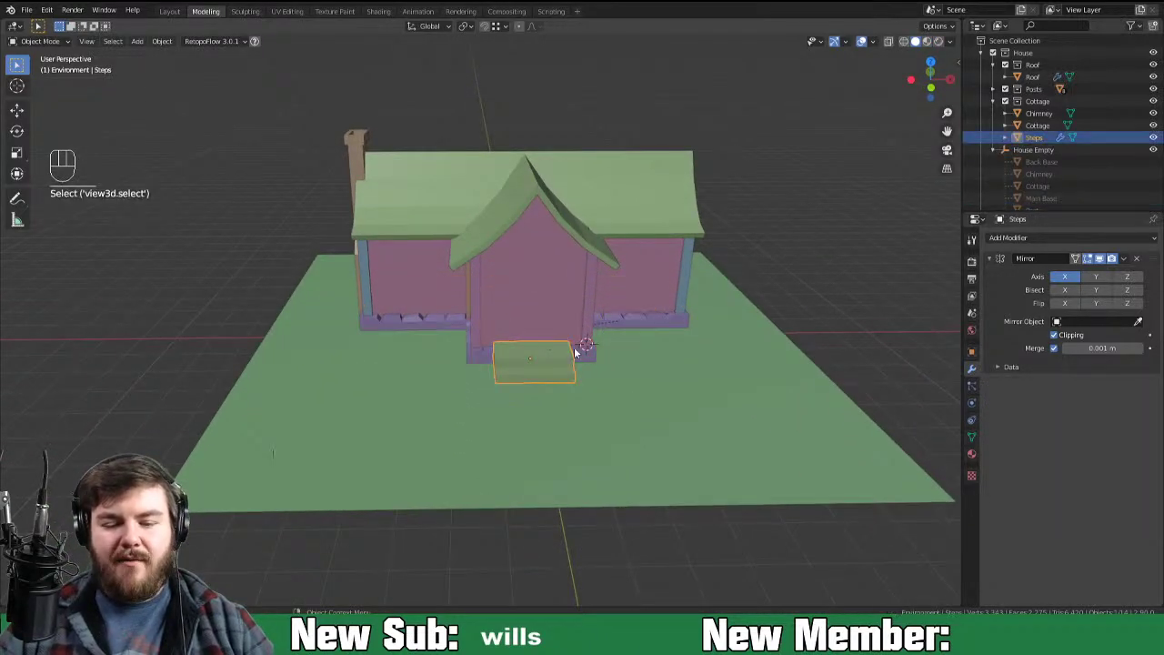
# Step: Collapse the Cottage and Roof collections and add a new Windows and Door collection inside House
pyautogui.moveTo(703, 345); pyautogui.dragTo(690, 334)
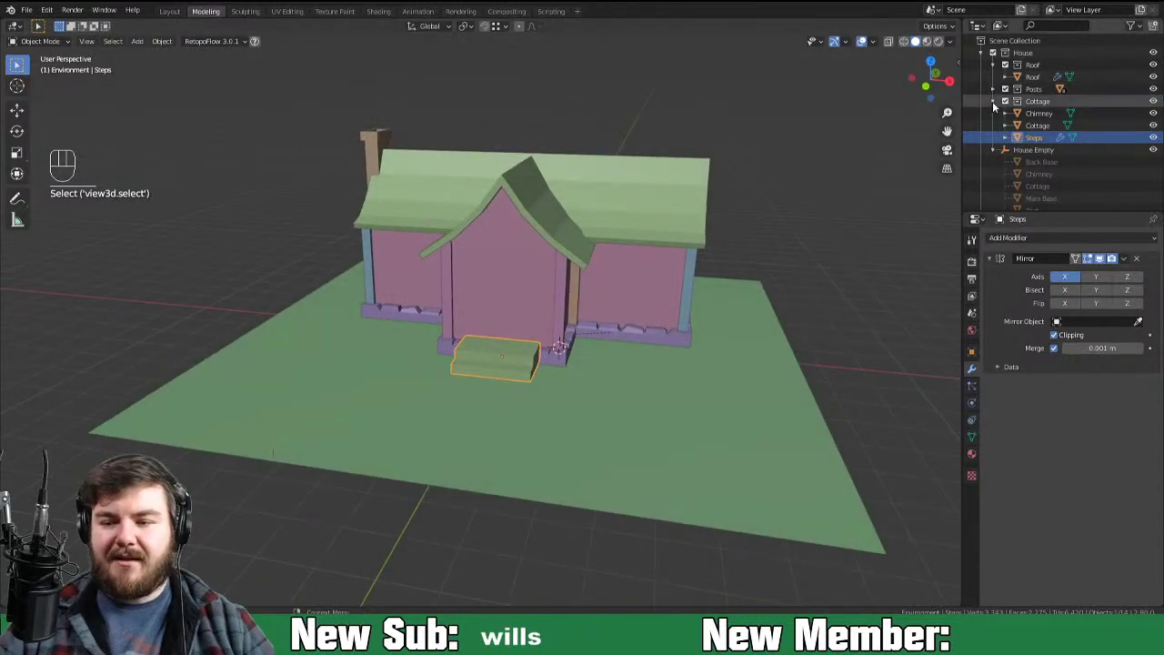
pyautogui.click(994, 104)
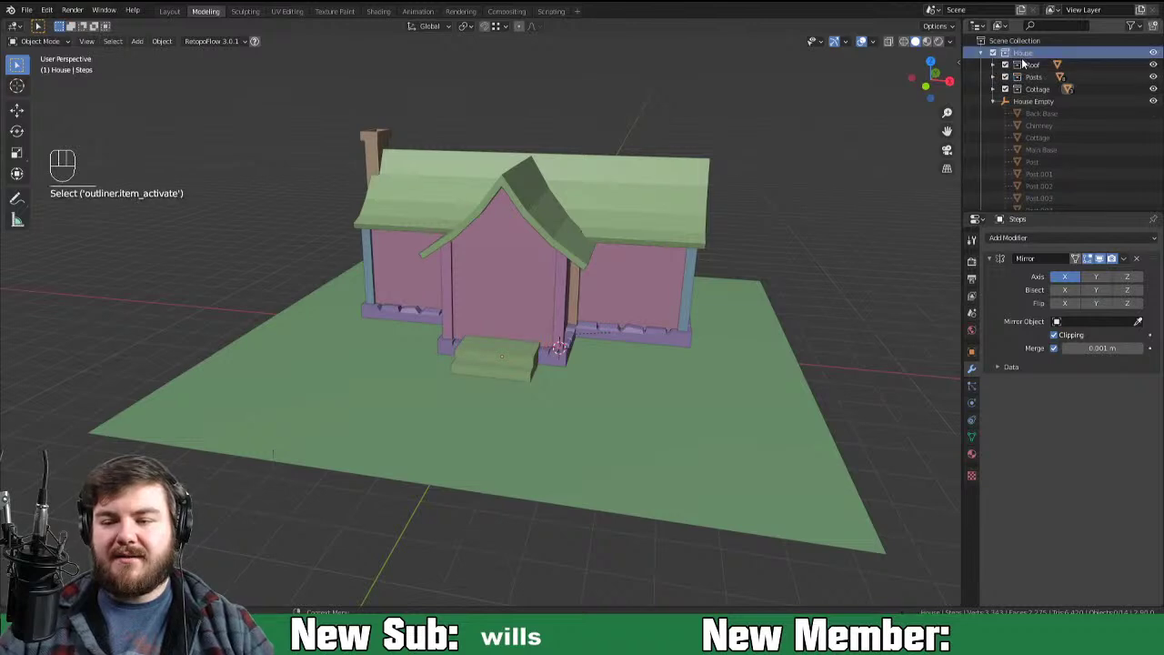
pyautogui.click(1152, 32)
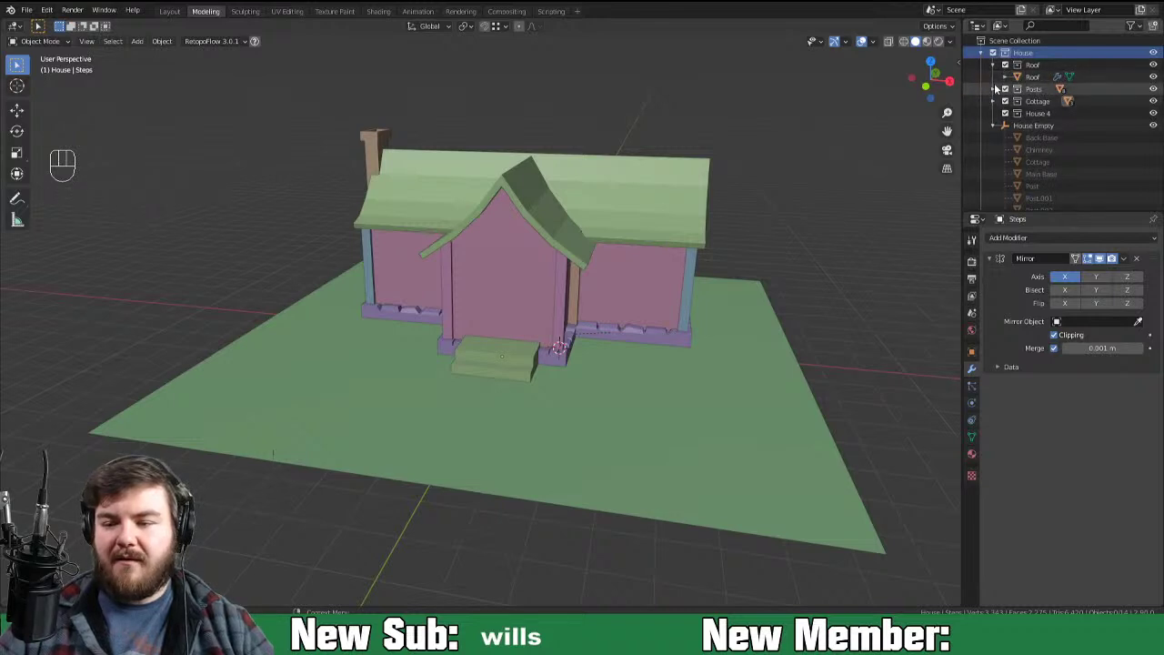
pyautogui.click(1023, 80)
pyautogui.moveTo(1027, 83); pyautogui.dragTo(1035, 126)
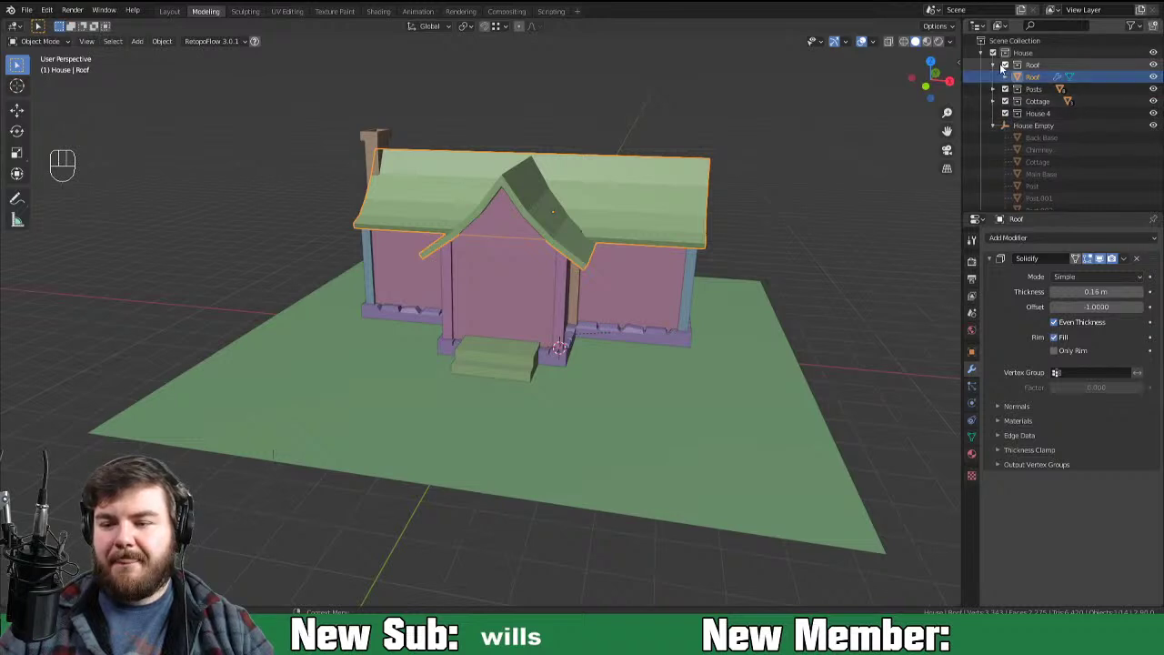
pyautogui.click(1032, 59)
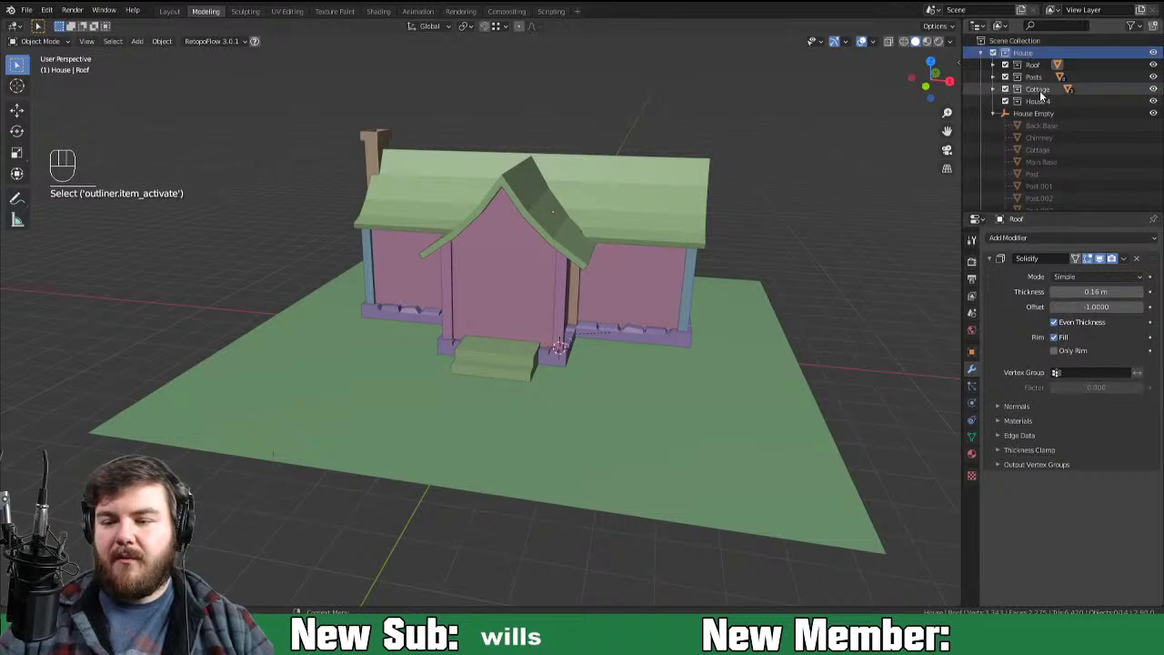
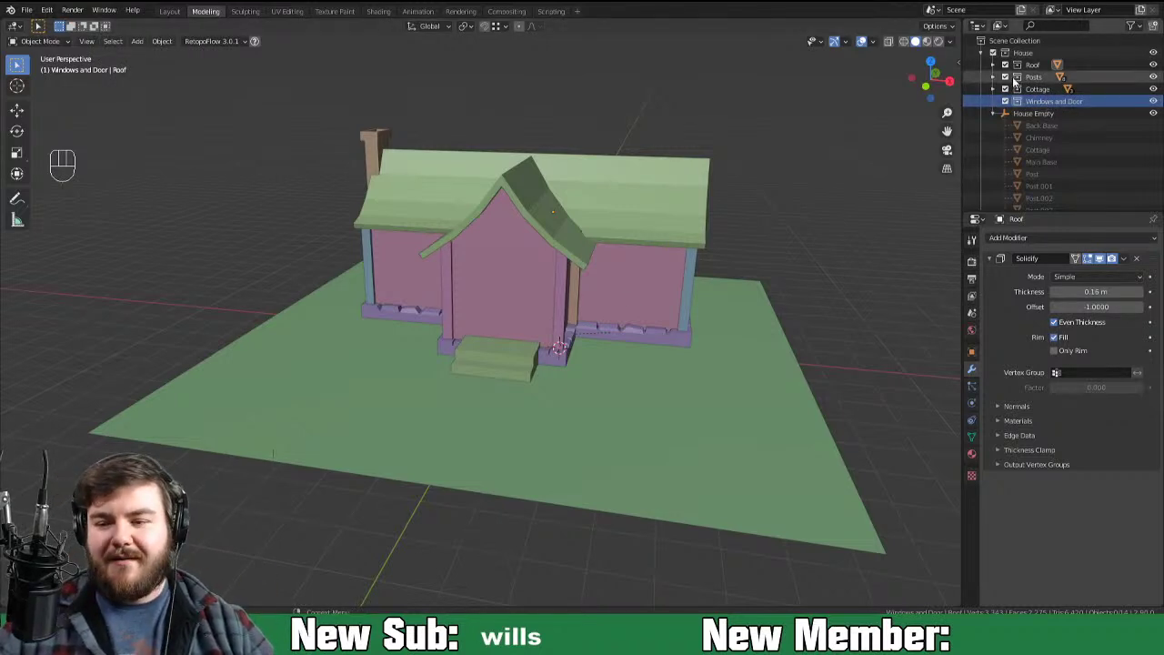
# Step: Add Door and Windows sub-collections inside Windows and Door and rename them
pyautogui.click(1036, 112)
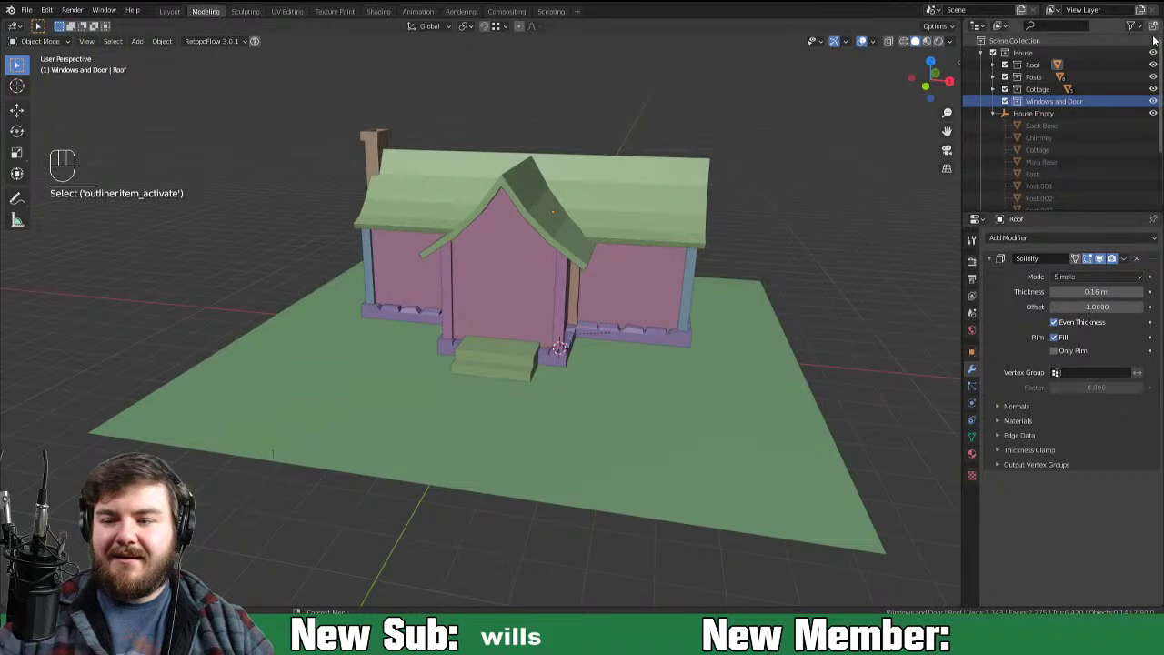
pyautogui.click(1156, 31)
pyautogui.click(1090, 119)
pyautogui.moveTo(1090, 119); pyautogui.dragTo(1087, 111)
pyautogui.press('o')
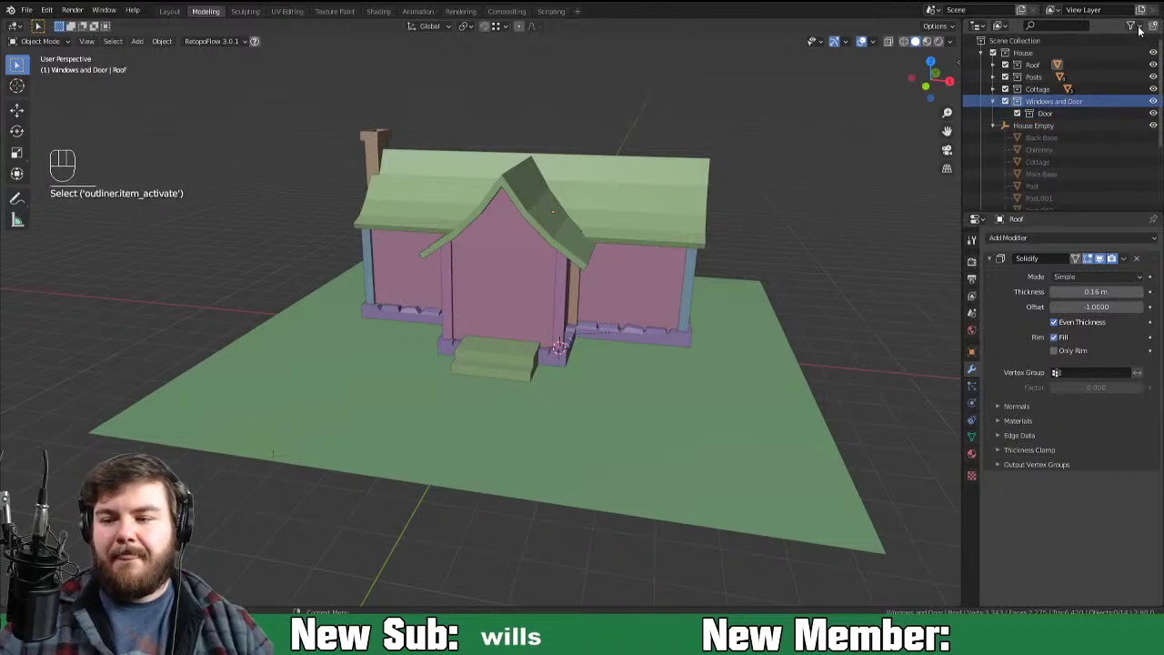
pyautogui.moveTo(1068, 135); pyautogui.dragTo(1063, 131)
pyautogui.press('BackSpace')
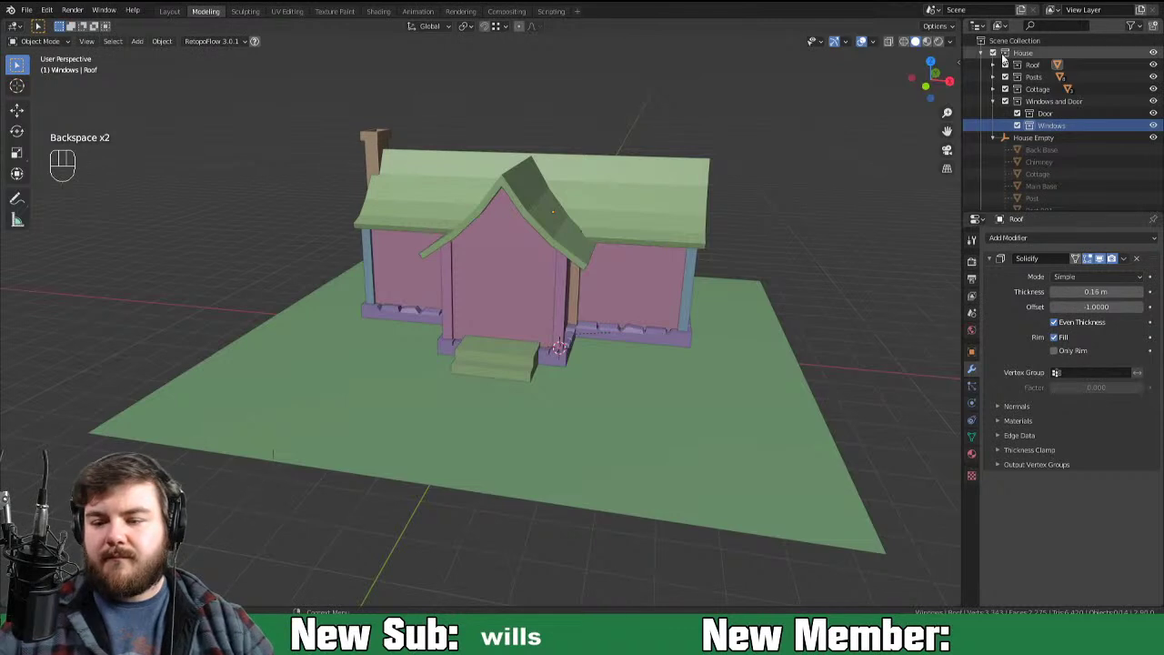
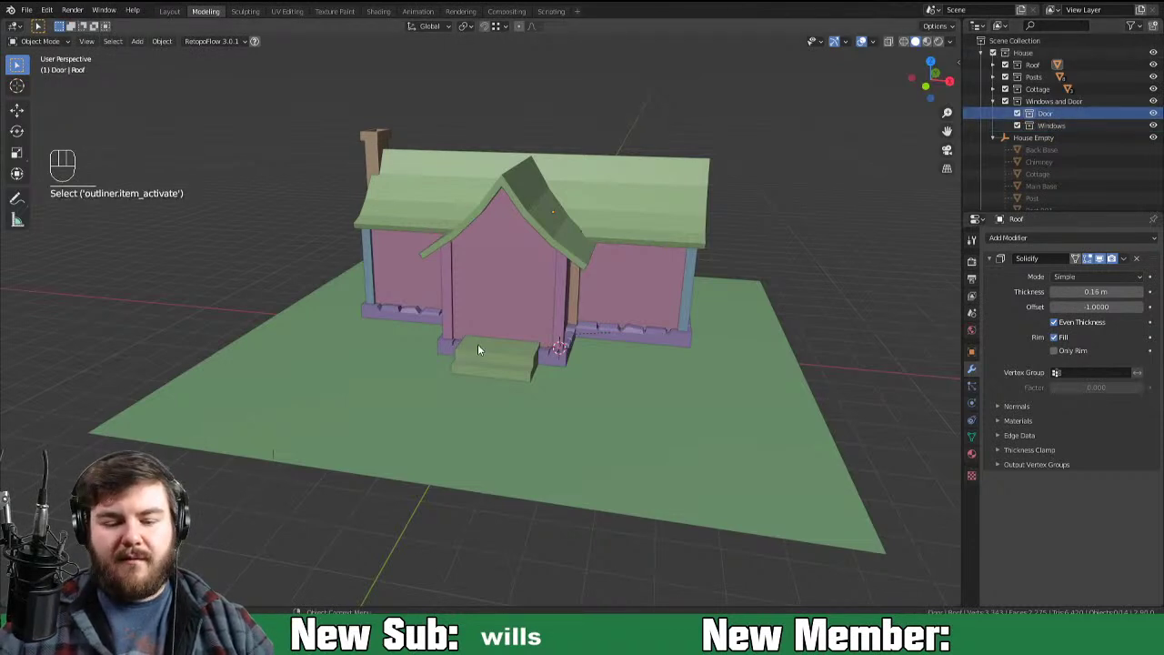
# Step: Check the steps' geometry in Edit Mode, snap the cursor there and bring up the Add menu for a cube
pyautogui.middleClick(595, 344)
pyautogui.press('Tab')
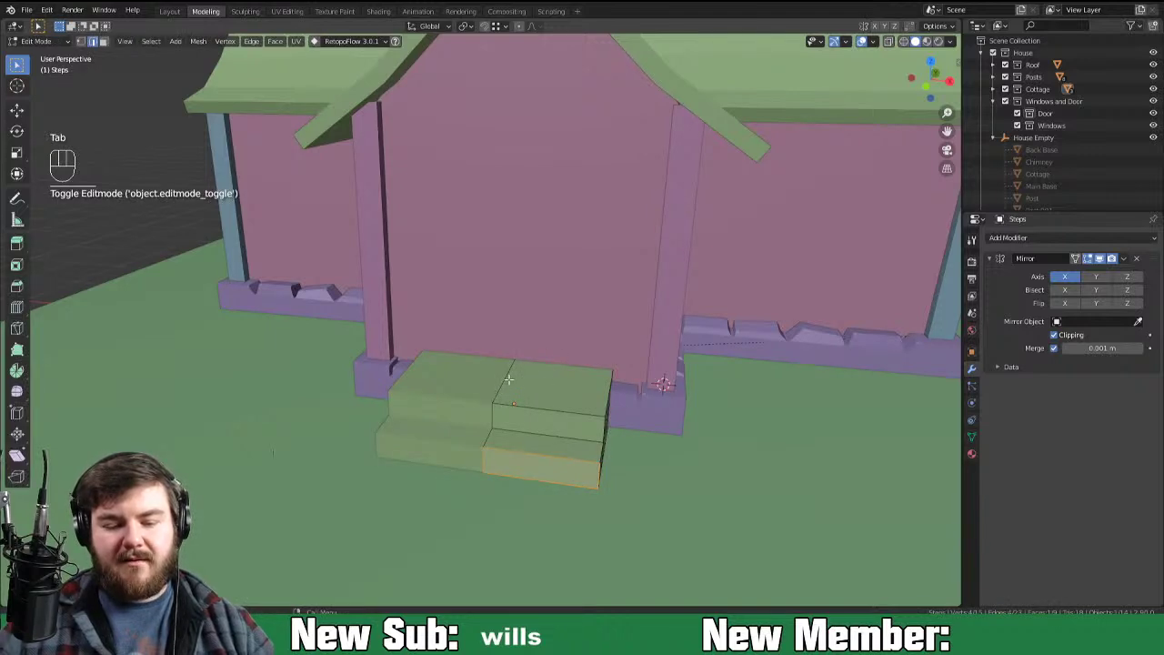
pyautogui.press('2')
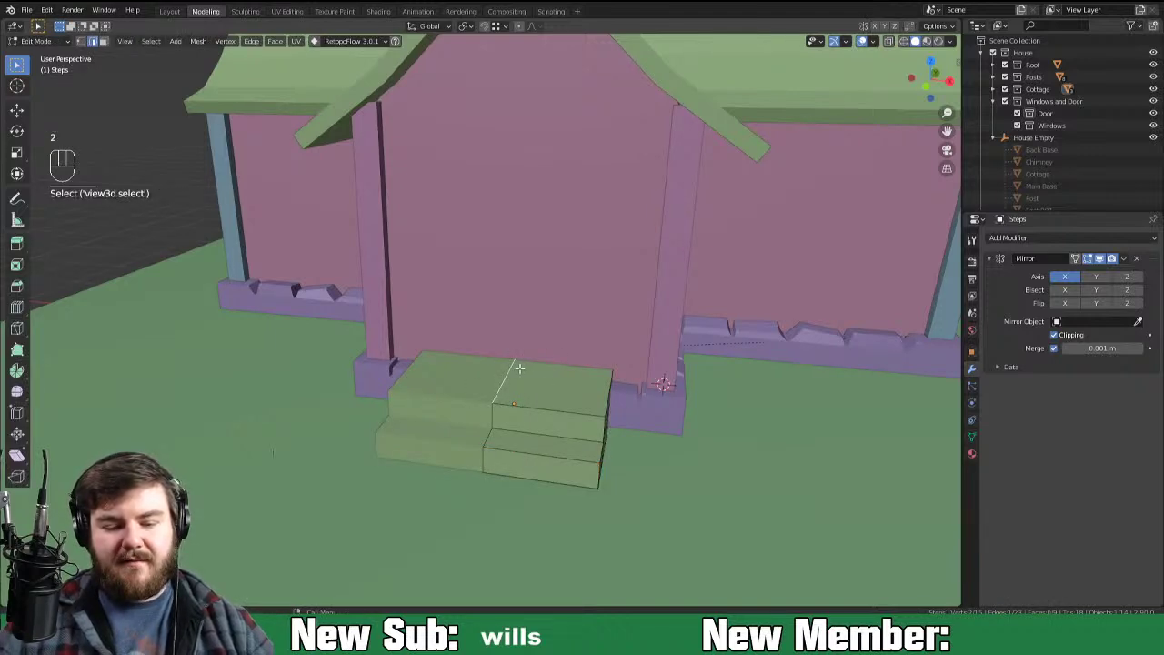
pyautogui.press('shift+s')
pyautogui.press('Tab')
pyautogui.press('shift+a')
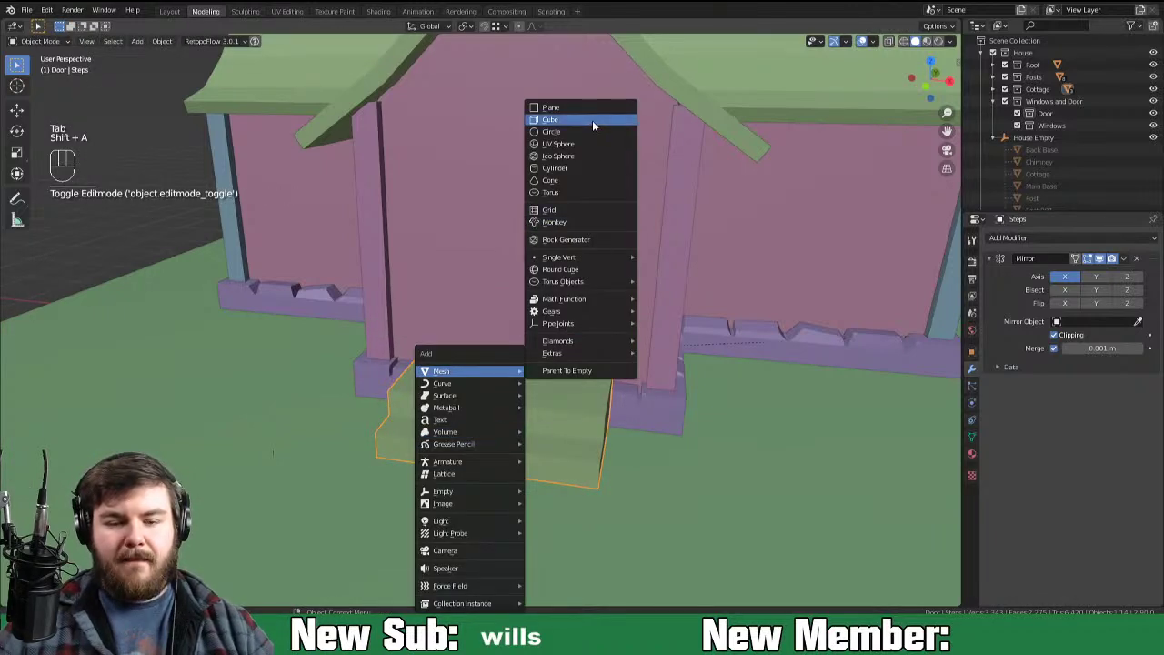
# Step: Add a cube, scale it into a thin slab and push it back into the gable wall above the steps
pyautogui.press('Tab')
pyautogui.press('g')
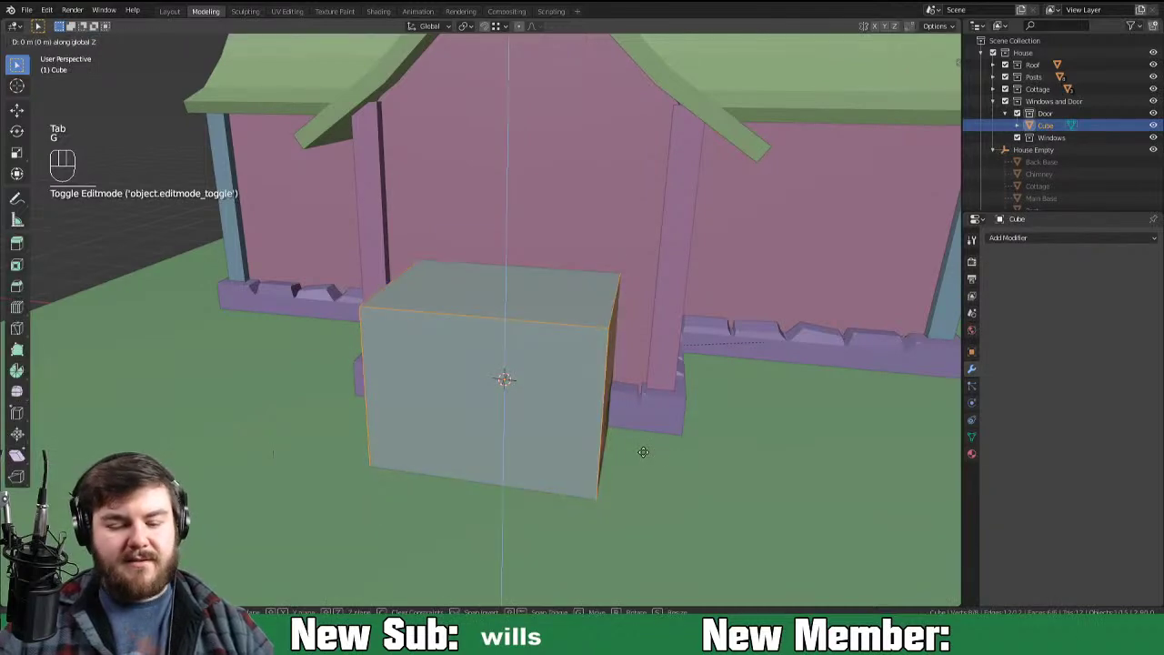
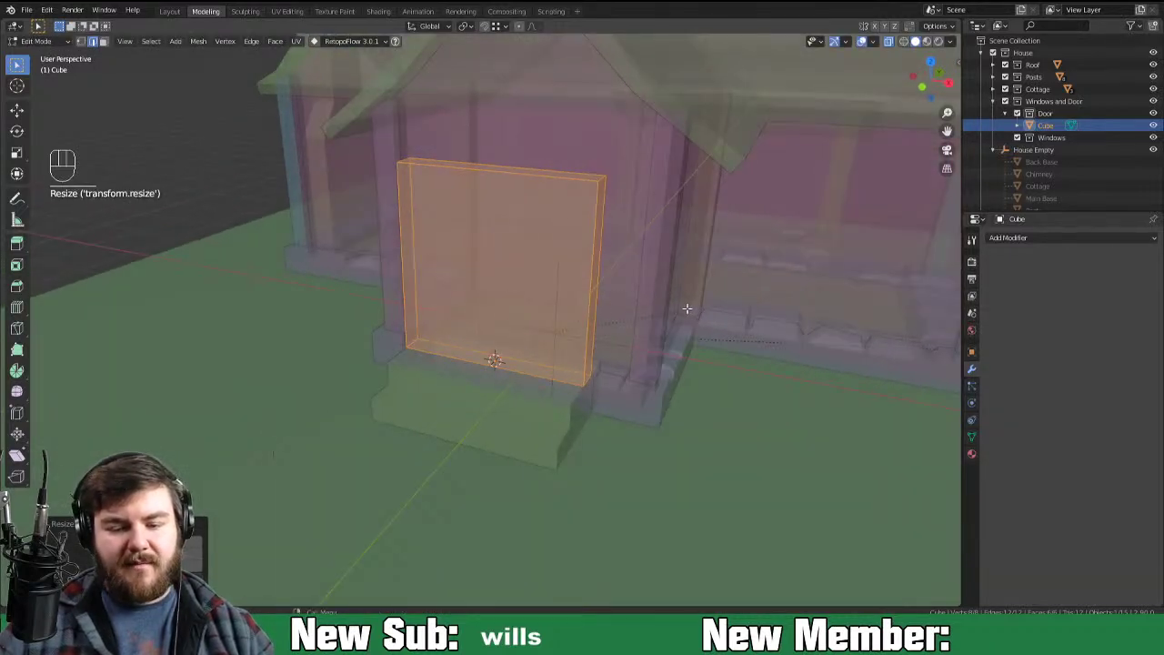
pyautogui.press('Tab')
pyautogui.click(893, 41)
pyautogui.moveTo(655, 462); pyautogui.dragTo(575, 462)
pyautogui.press('g')
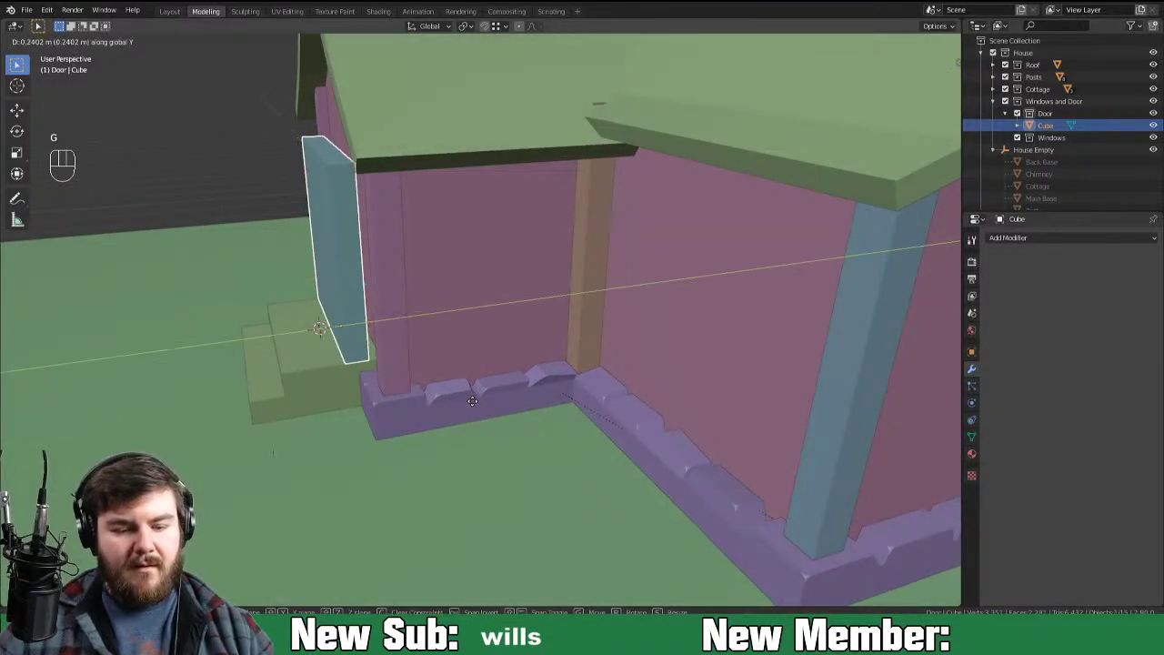
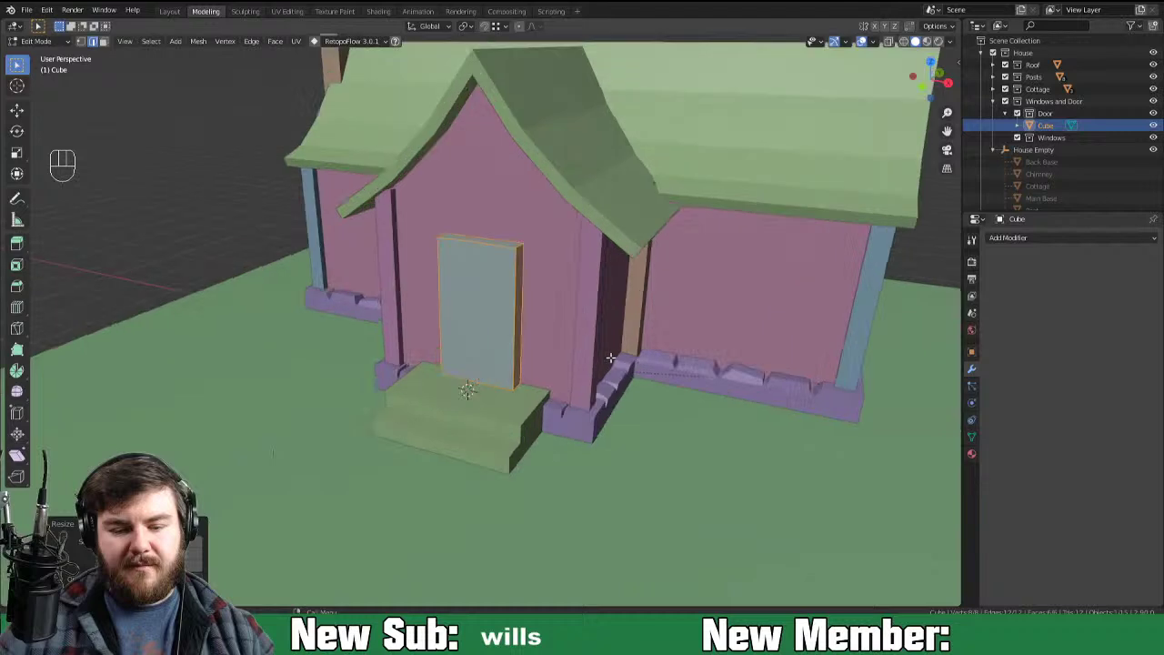
pyautogui.press('Tab')
# Step: Rename the slab Door, snap the cursor to its corner and bring up the Add menu again
pyautogui.moveTo(484, 354); pyautogui.dragTo(504, 349)
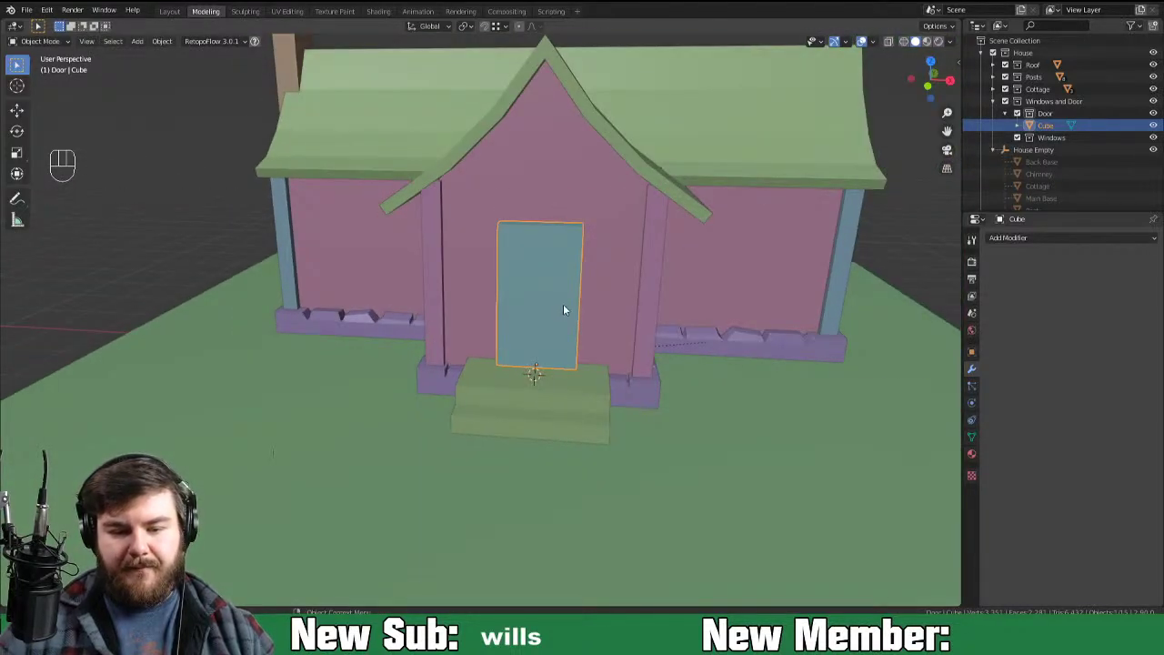
pyautogui.middleClick(557, 349)
pyautogui.click(1045, 137)
pyautogui.press('o')
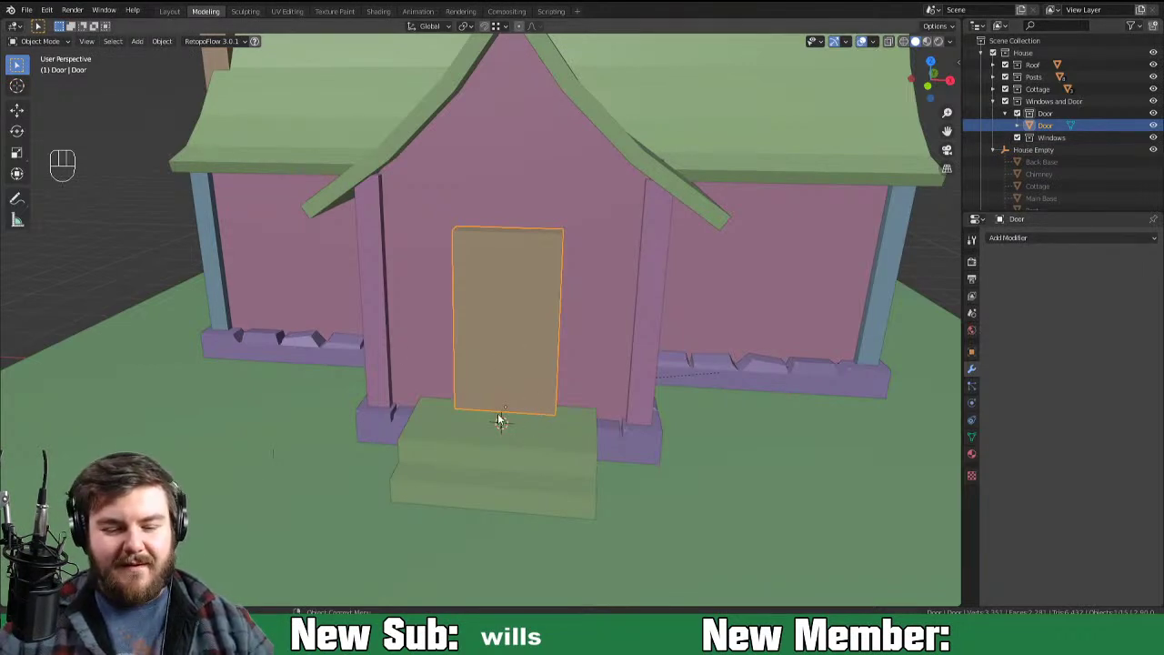
pyautogui.press('shift+s')
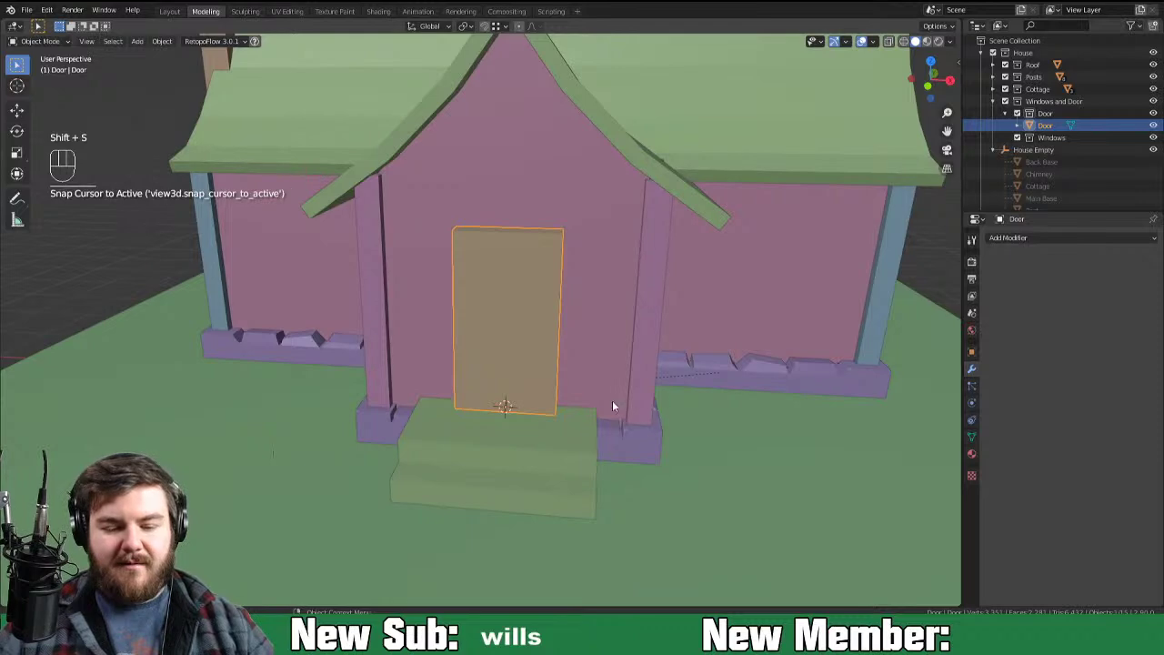
pyautogui.moveTo(626, 405); pyautogui.dragTo(590, 402)
pyautogui.press('shift+a')
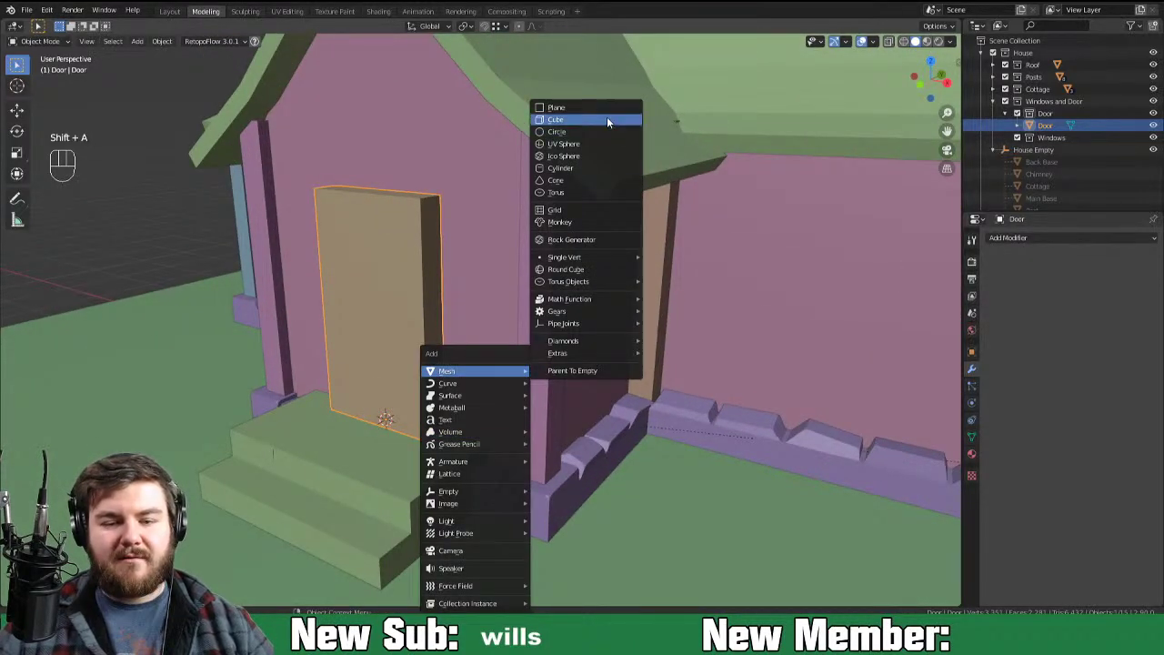
# Step: Add a cube, shrink it to a small block and slide it along X to the door's right edge
pyautogui.moveTo(468, 409); pyautogui.dragTo(502, 410)
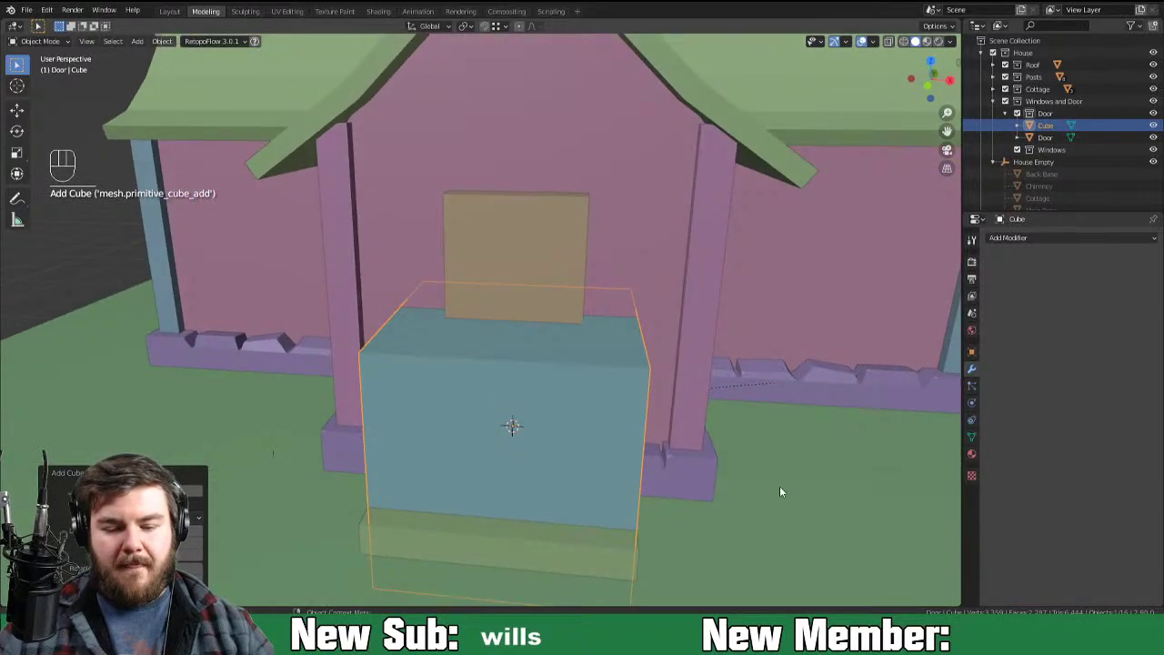
pyautogui.press('Tab')
pyautogui.press('s')
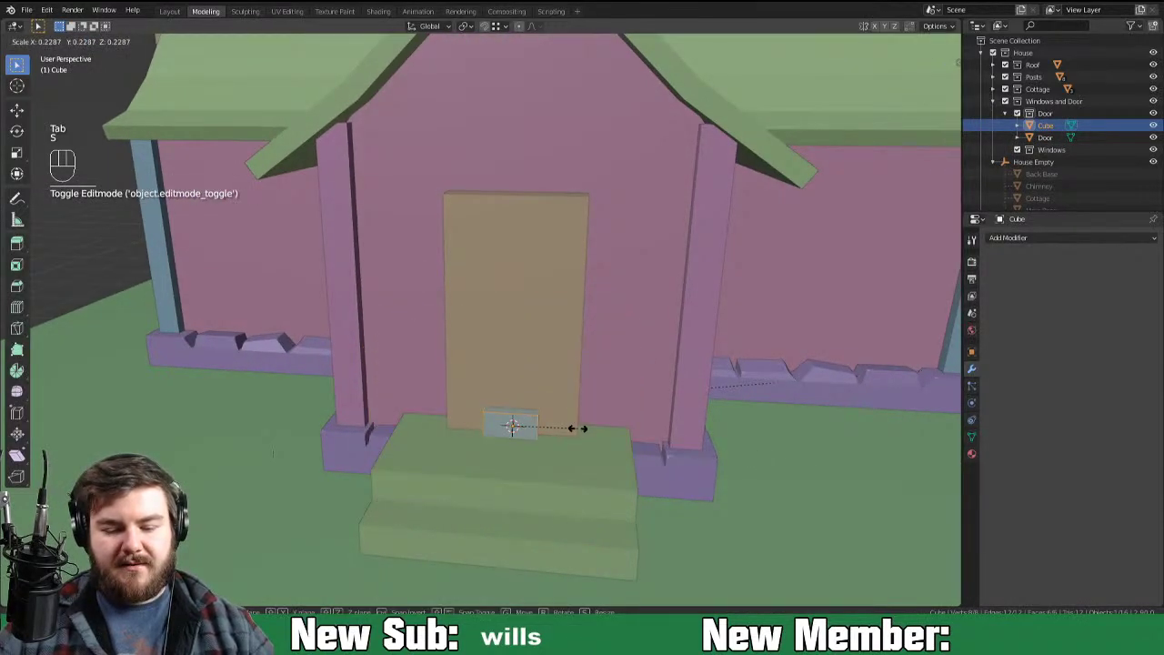
pyautogui.press('Tab')
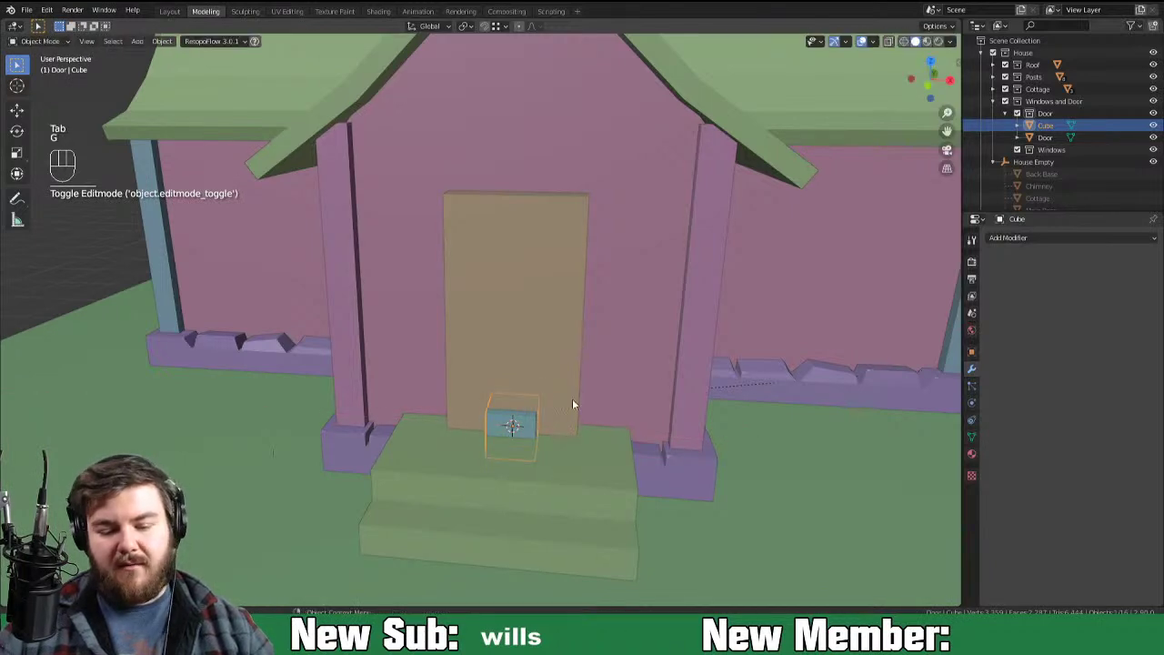
pyautogui.press('g')
pyautogui.press('Tab')
pyautogui.press('g')
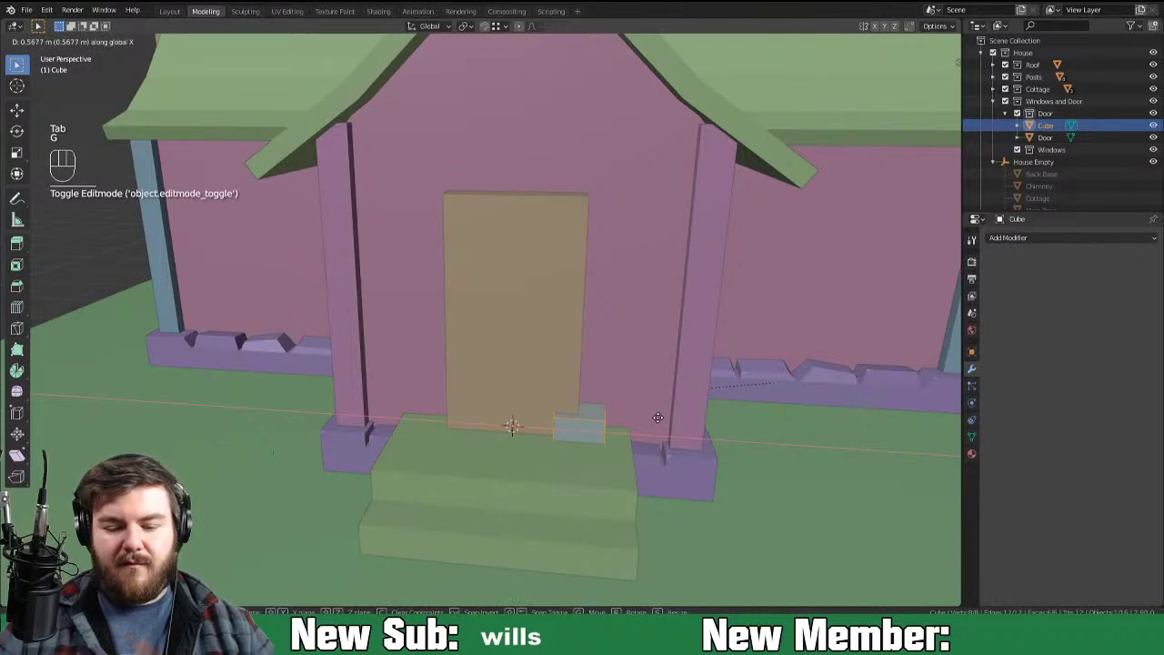
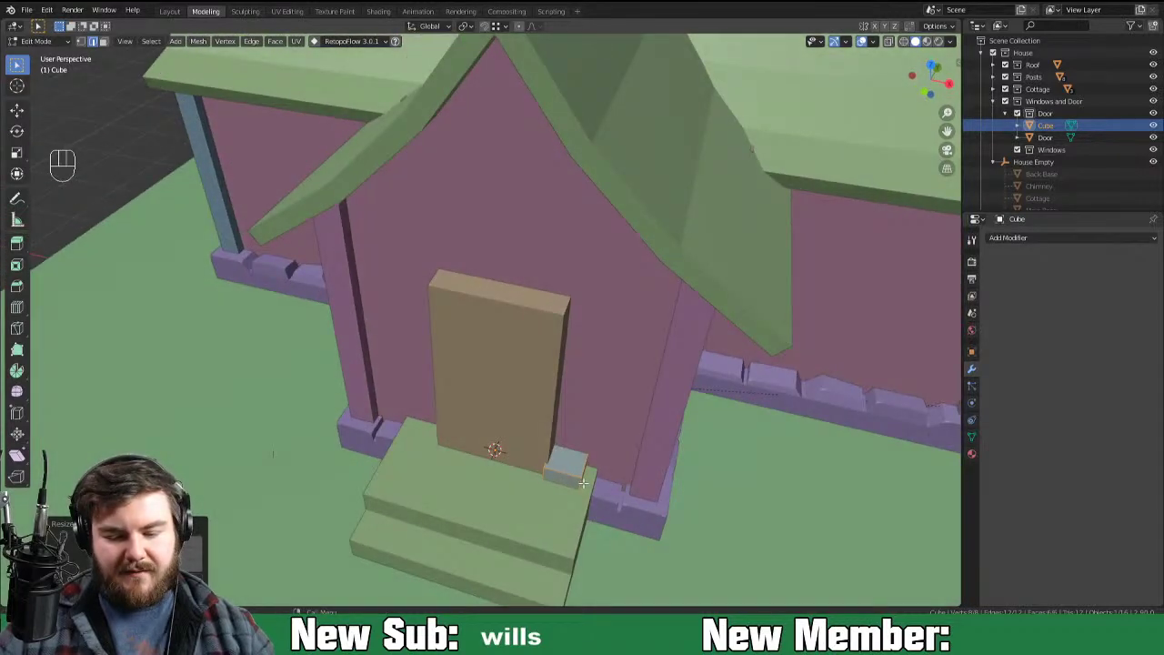
# Step: Scale the small block horizontally to about 0.75 while keeping its height
pyautogui.press('g')
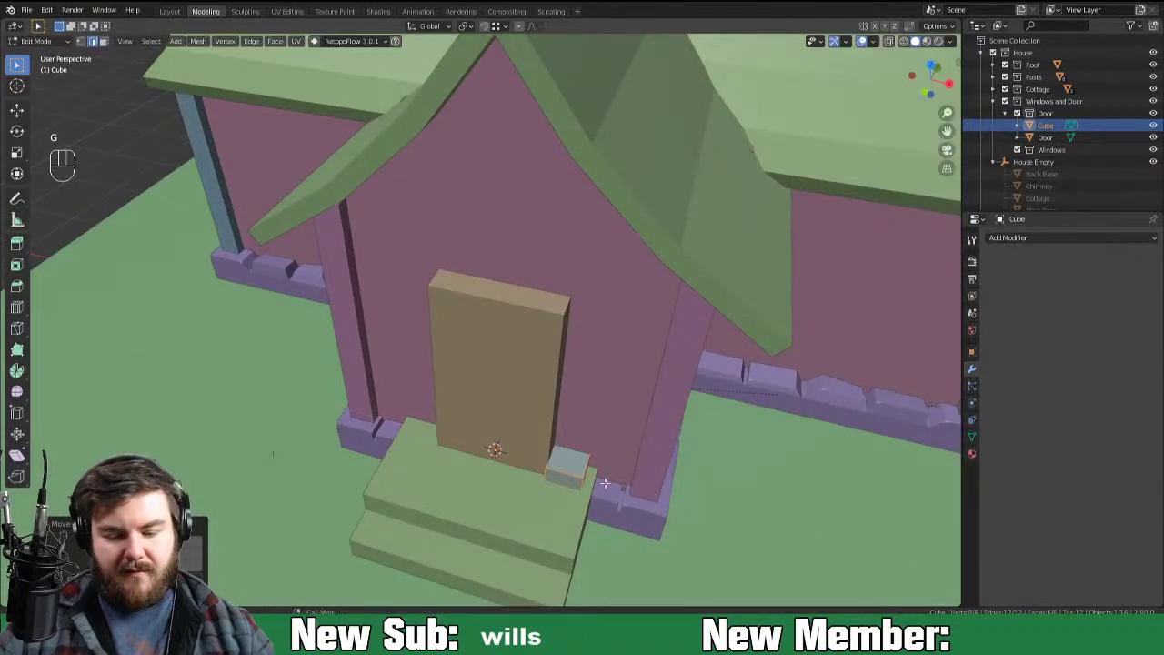
pyautogui.press('s')
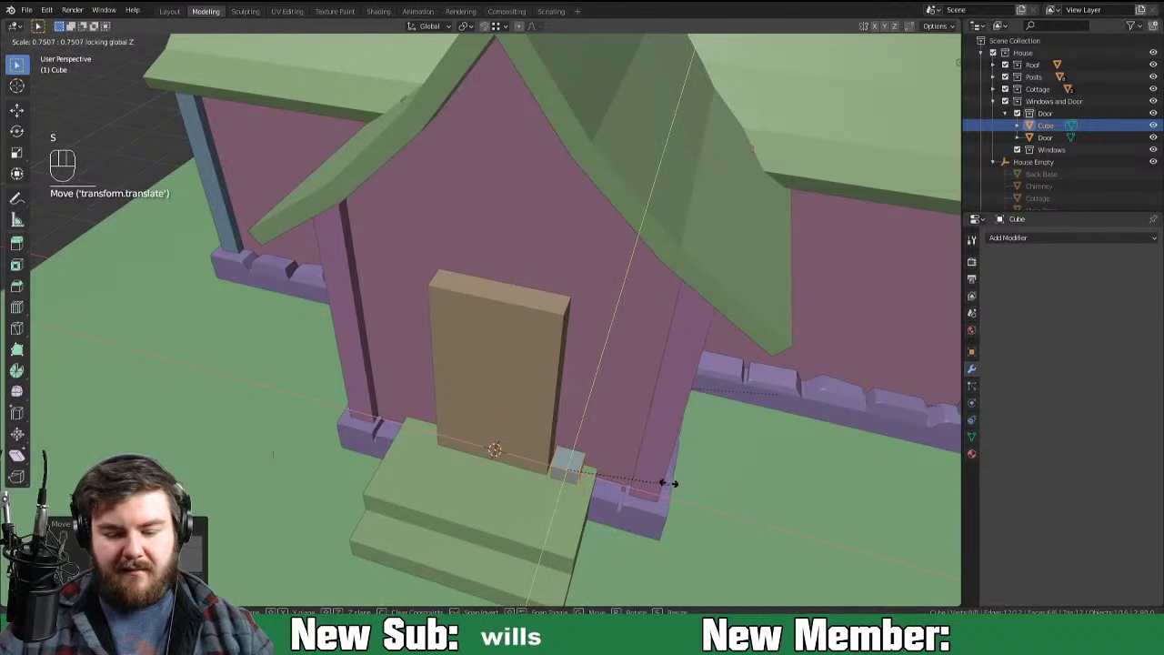
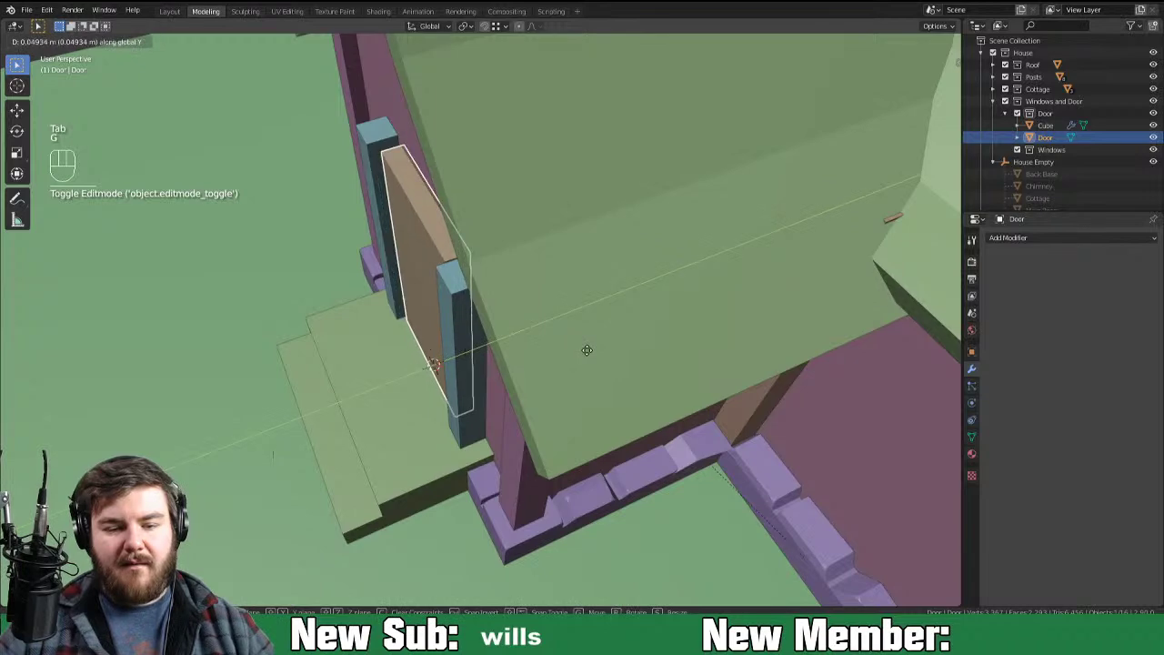
# Step: Select the door post and slide it along Y so the mirrored posts sit in depth with the door
pyautogui.moveTo(573, 393); pyautogui.dragTo(622, 382)
pyautogui.click(566, 402)
pyautogui.moveTo(572, 464); pyautogui.dragTo(522, 464)
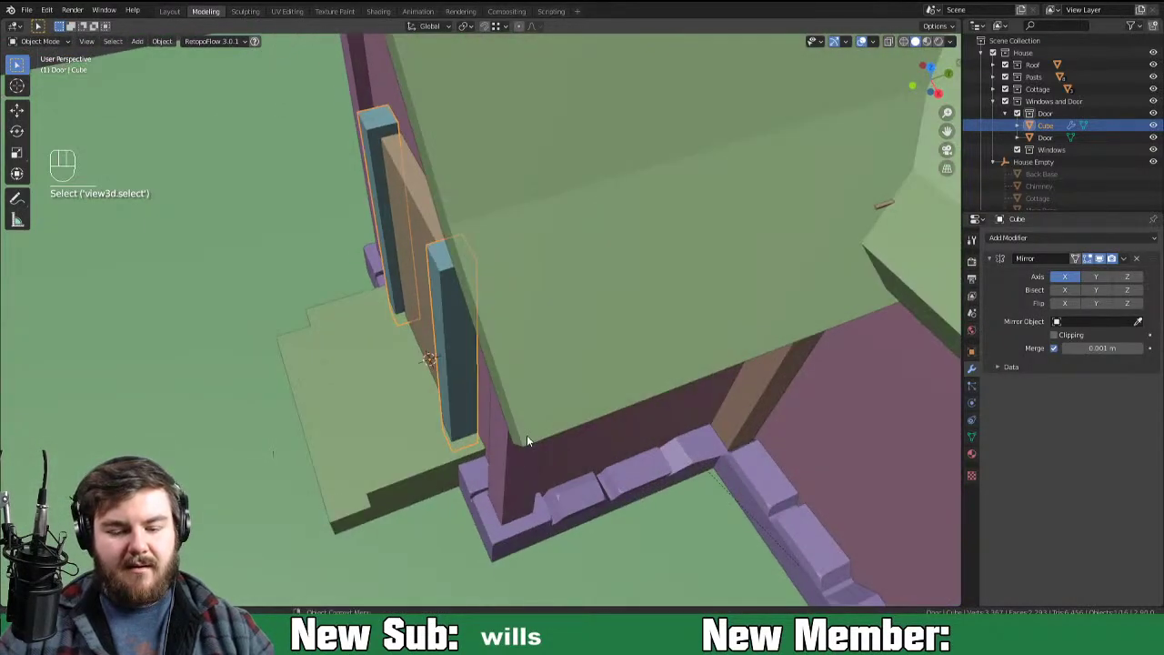
pyautogui.press('g')
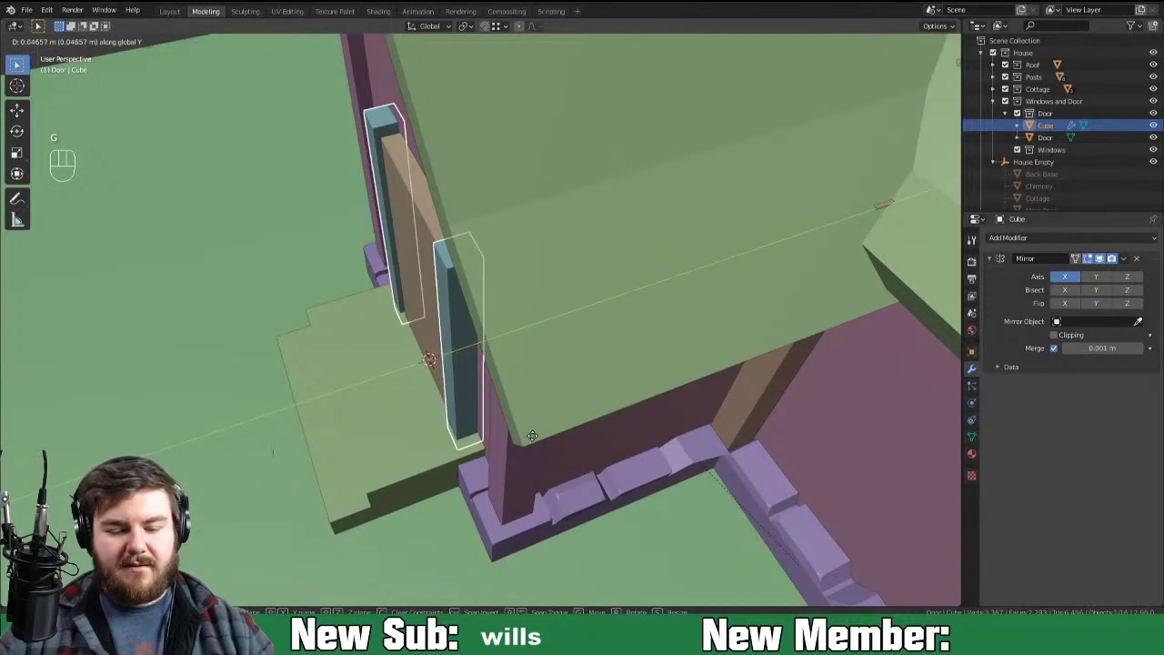
pyautogui.moveTo(537, 453); pyautogui.dragTo(610, 413)
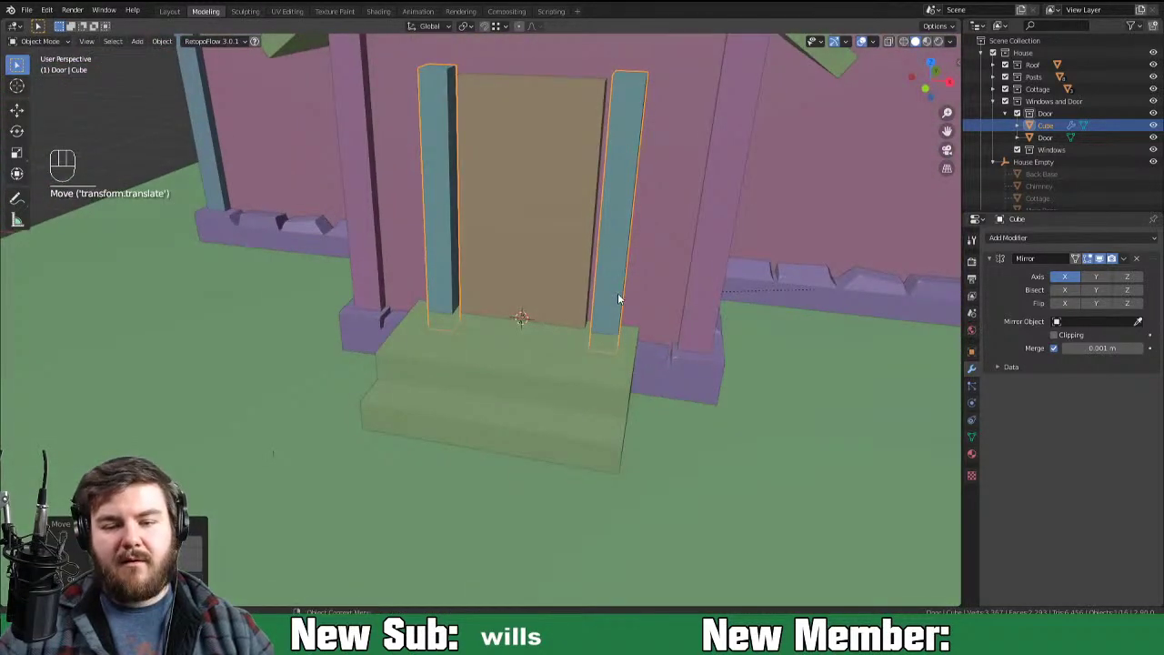
# Step: From the front view, move the posts along X so both mirrored posts hug the door sides
pyautogui.moveTo(606, 269); pyautogui.dragTo(582, 300)
pyautogui.middleClick(611, 338)
pyautogui.press('Tab')
pyautogui.press('a')
pyautogui.press('g')
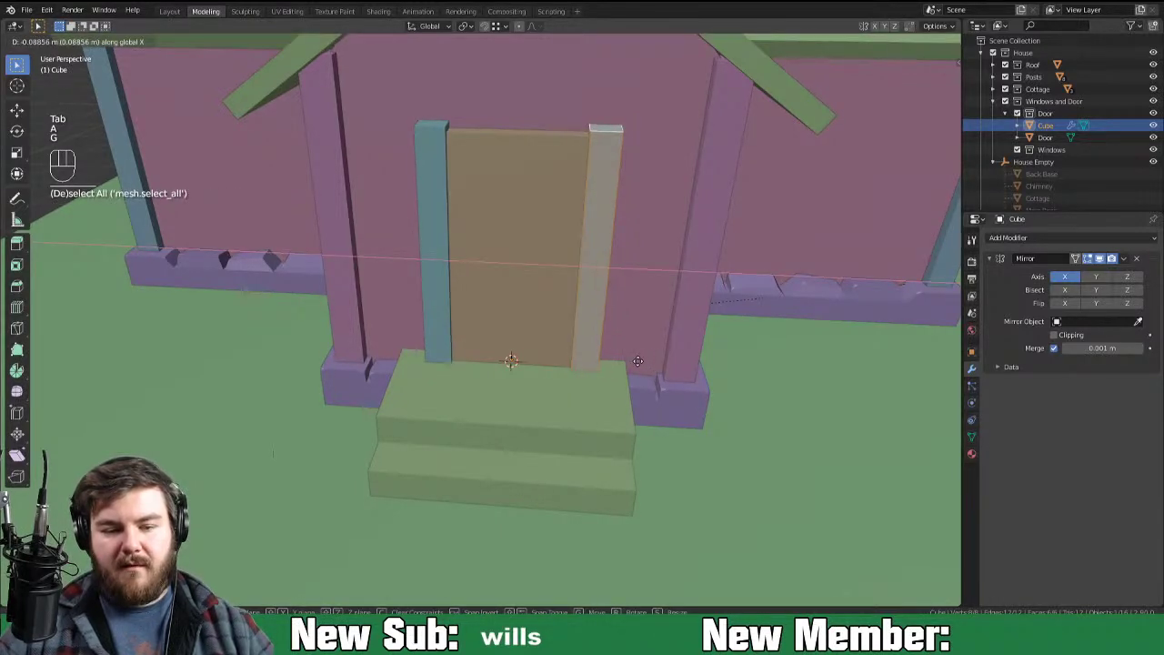
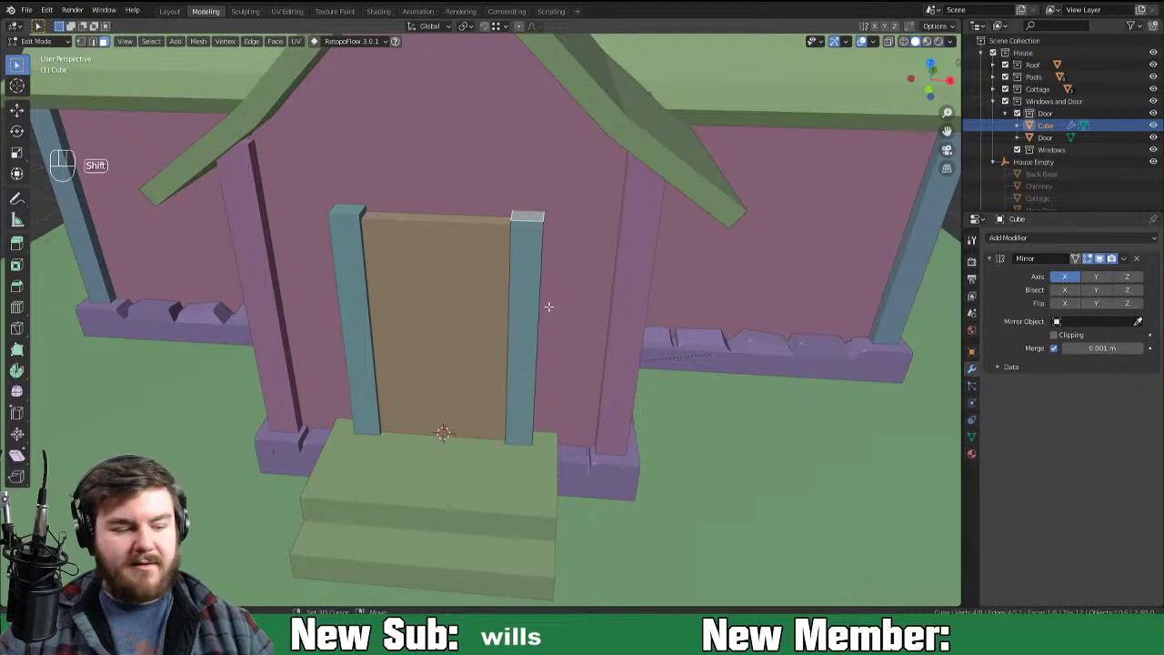
# Step: Add a cube at the post top and stretch it along X into a crossbeam over the door
pyautogui.press('shift+s')
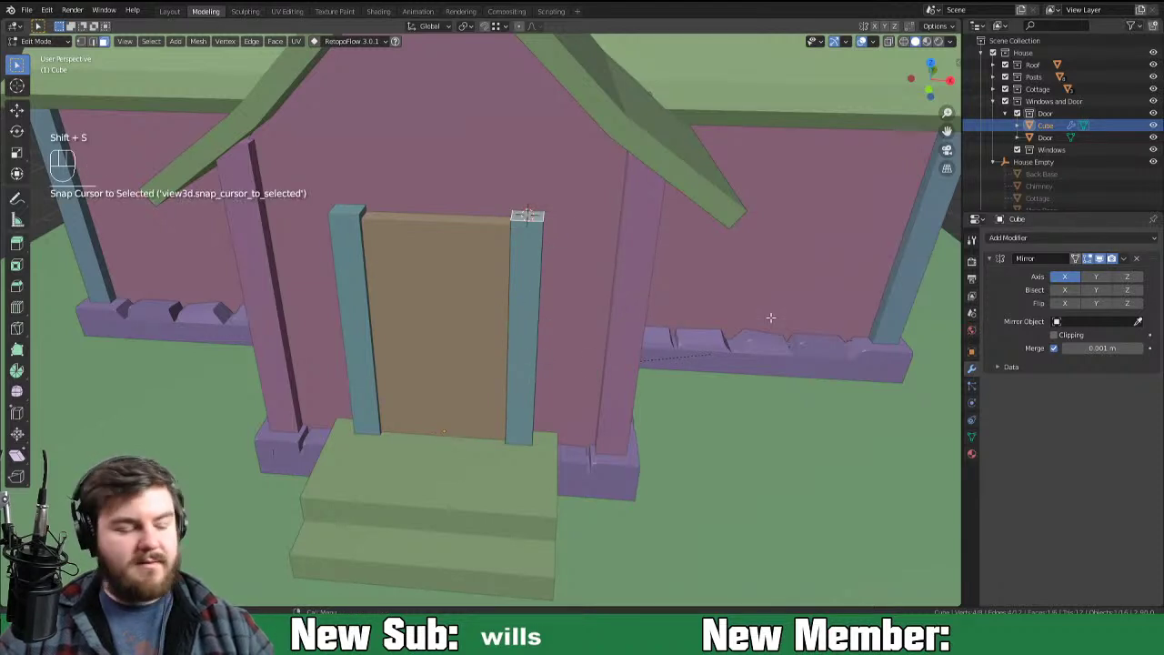
pyautogui.press('shift+a')
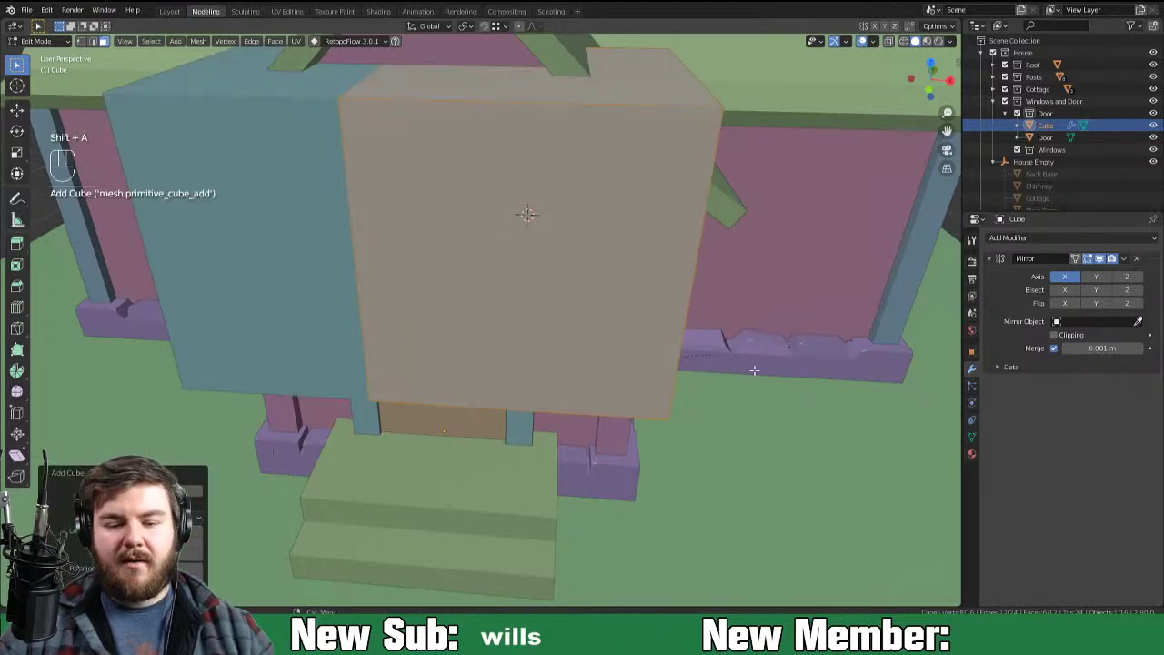
pyautogui.press('s')
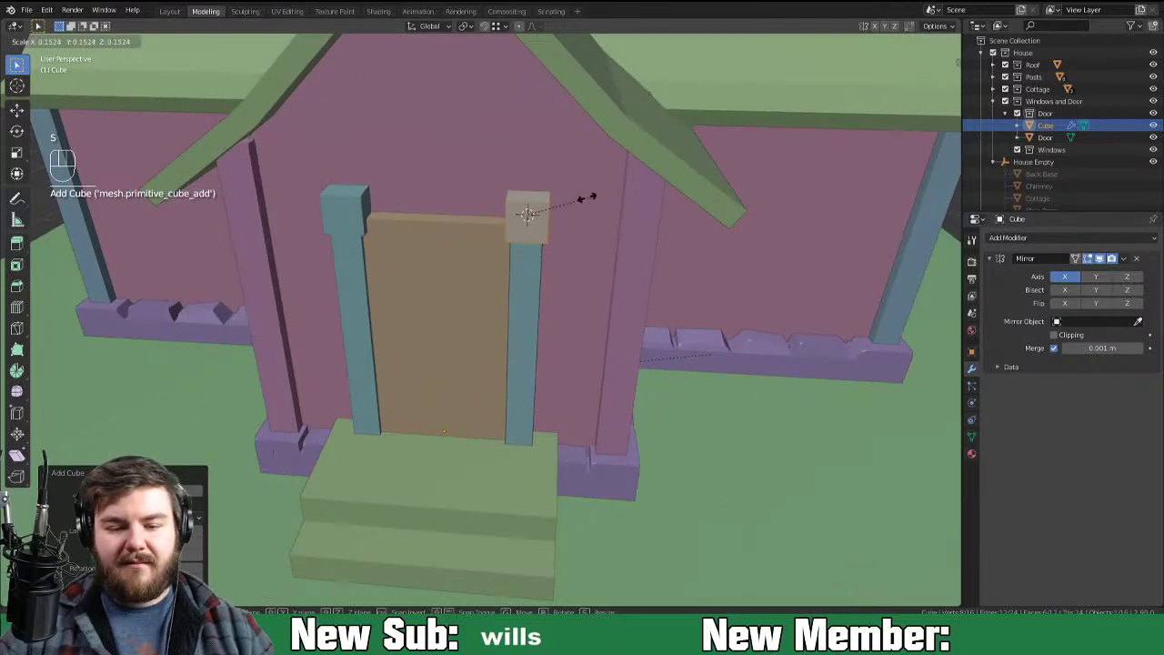
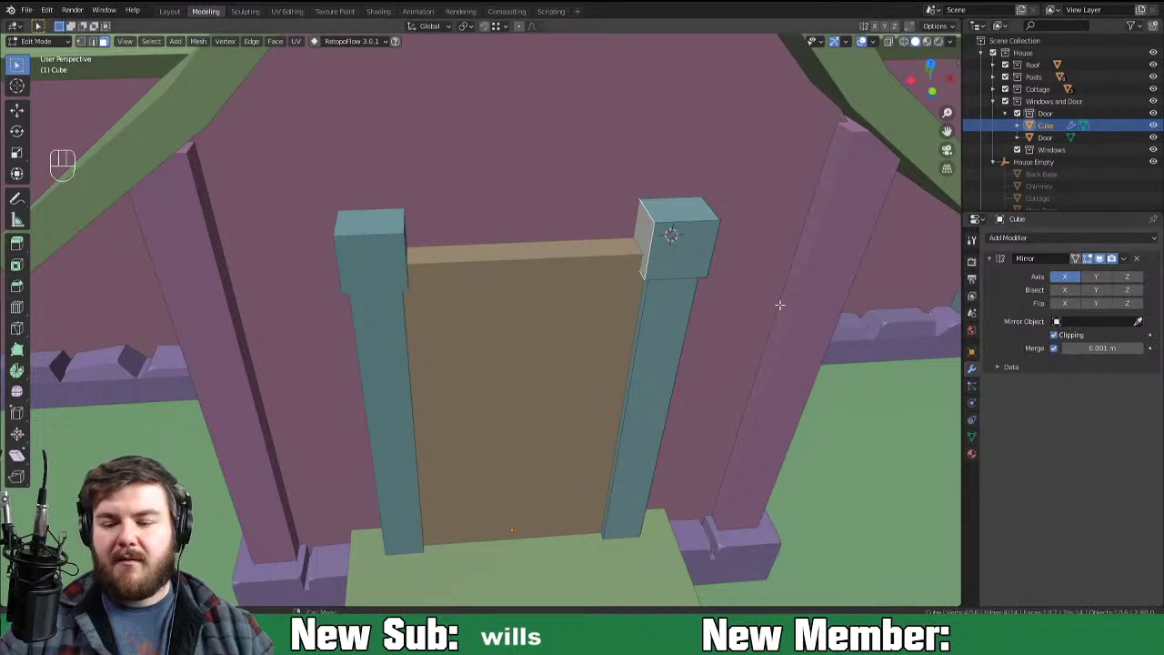
pyautogui.press('g')
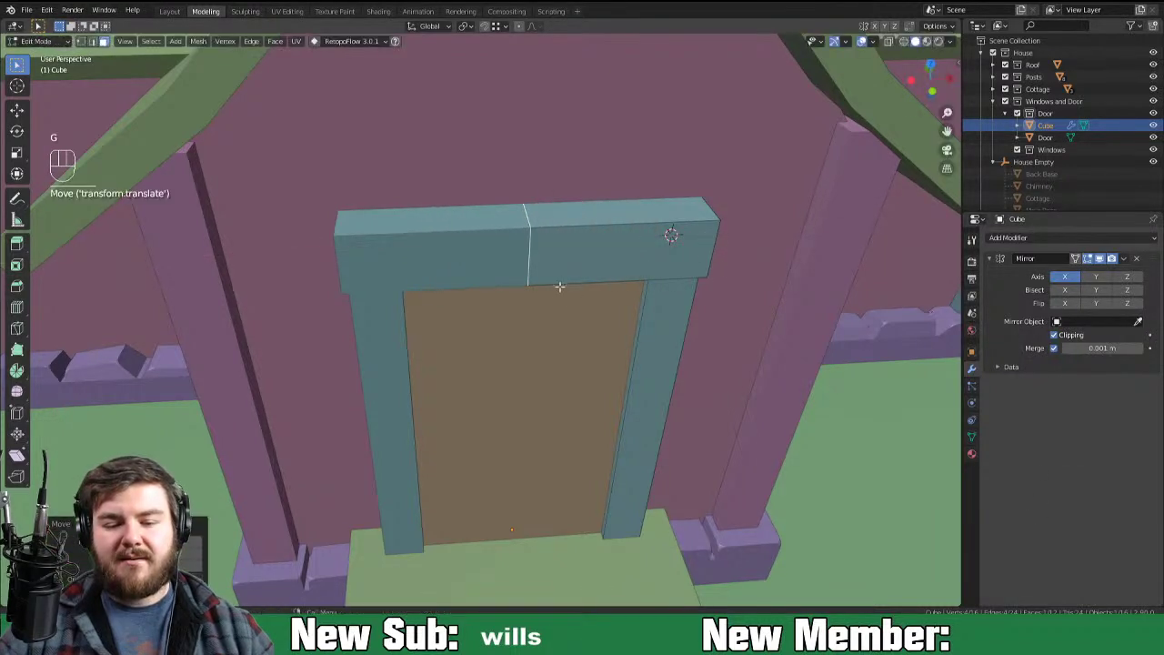
pyautogui.press('x')
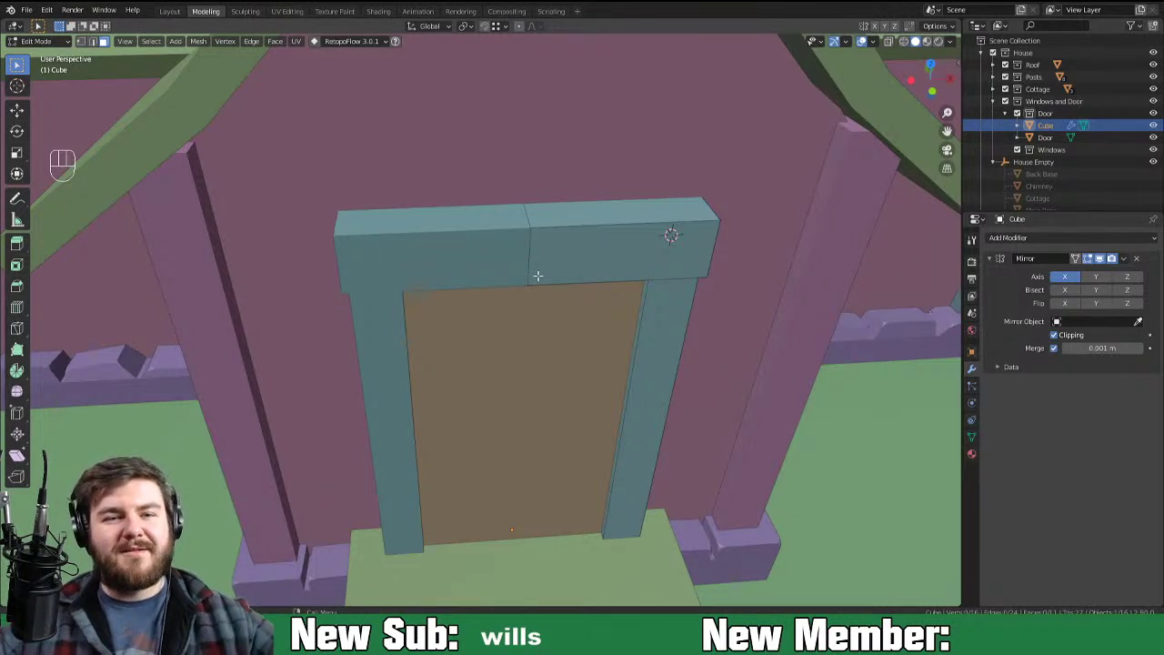
pyautogui.press('ctrl+s')
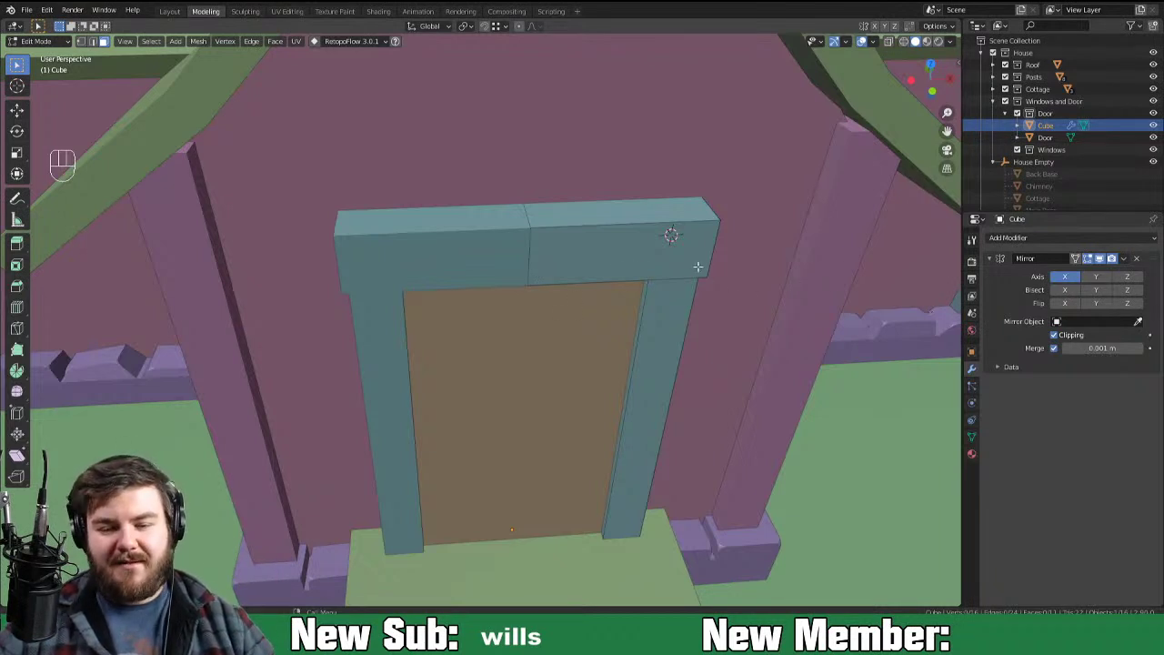
# Step: Loop-cut the beam, extend its outer end and raise it with proportional smooth falloff
pyautogui.press('ctrl+r')
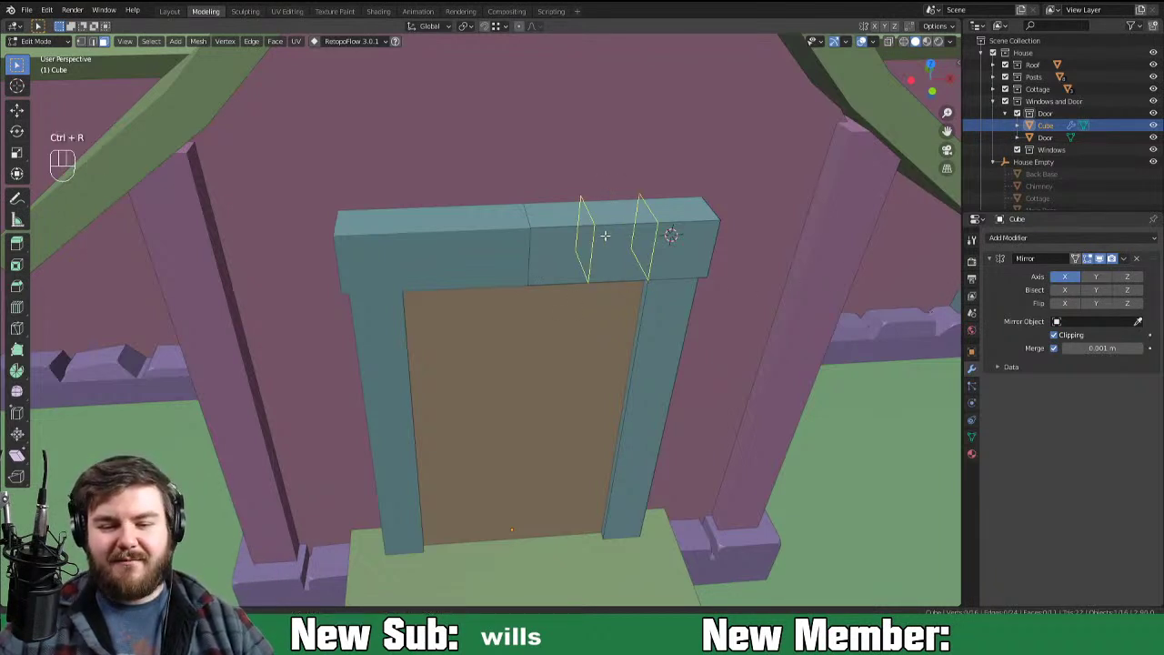
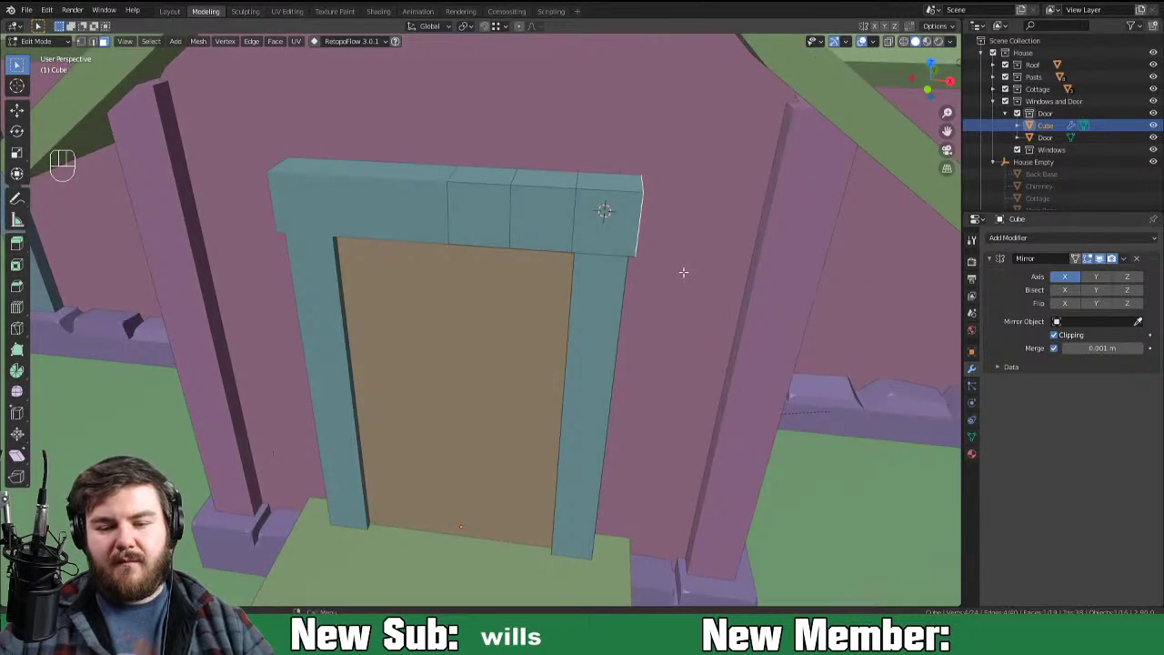
pyautogui.press('g')
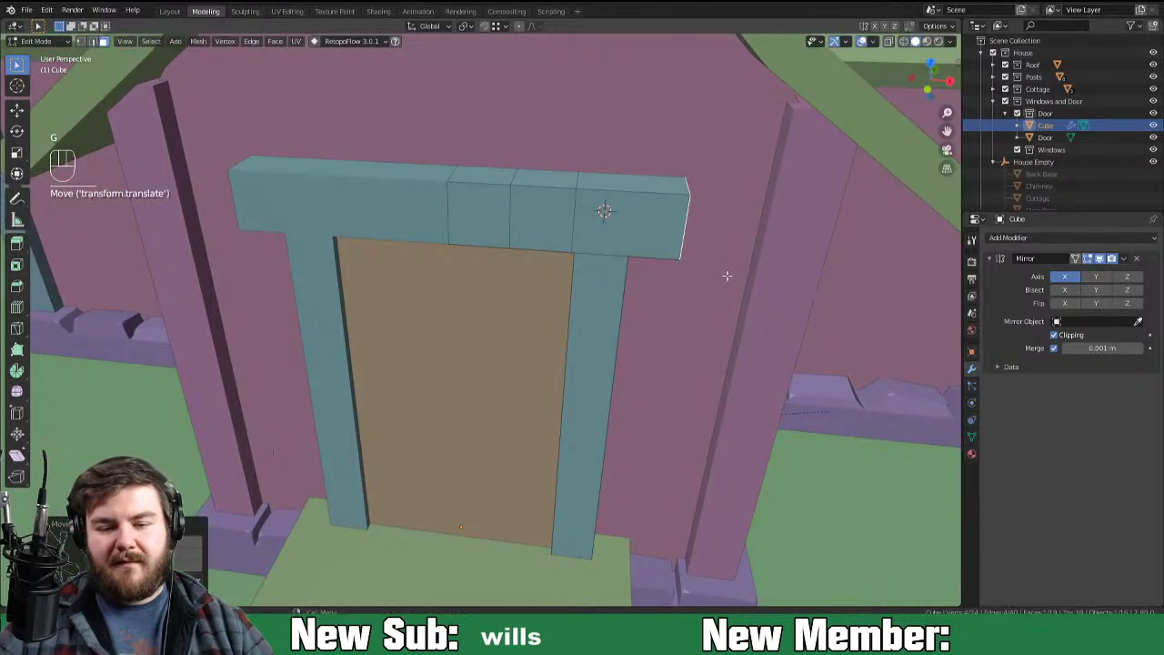
pyautogui.press('ctrl+r')
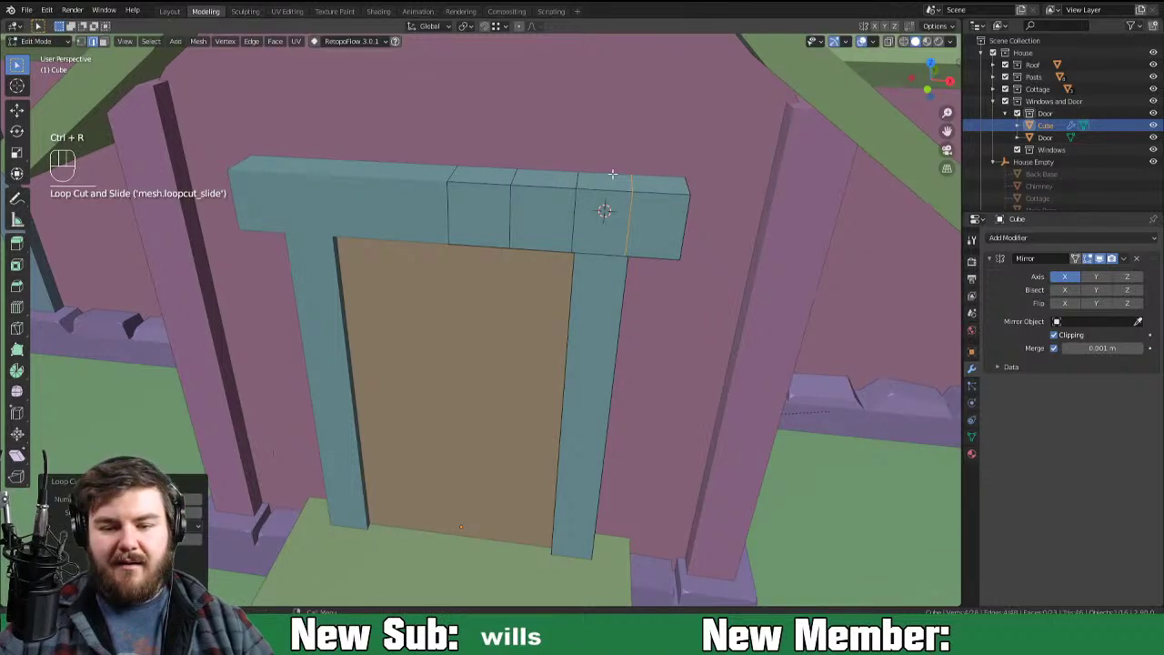
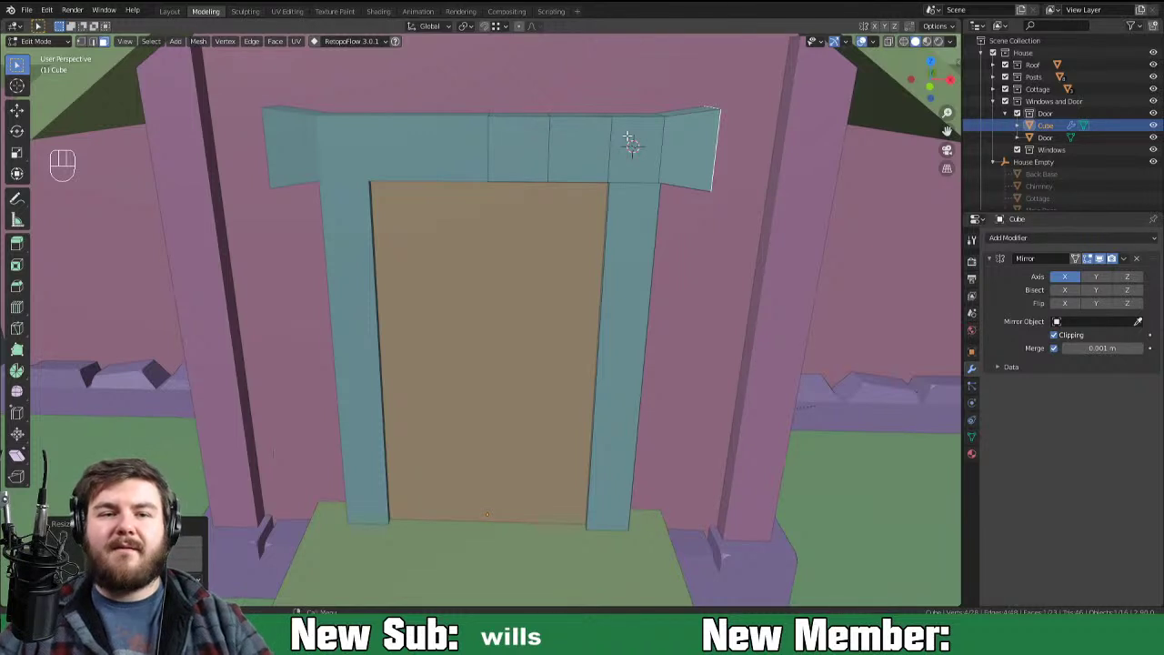
pyautogui.press('ctrl+s')
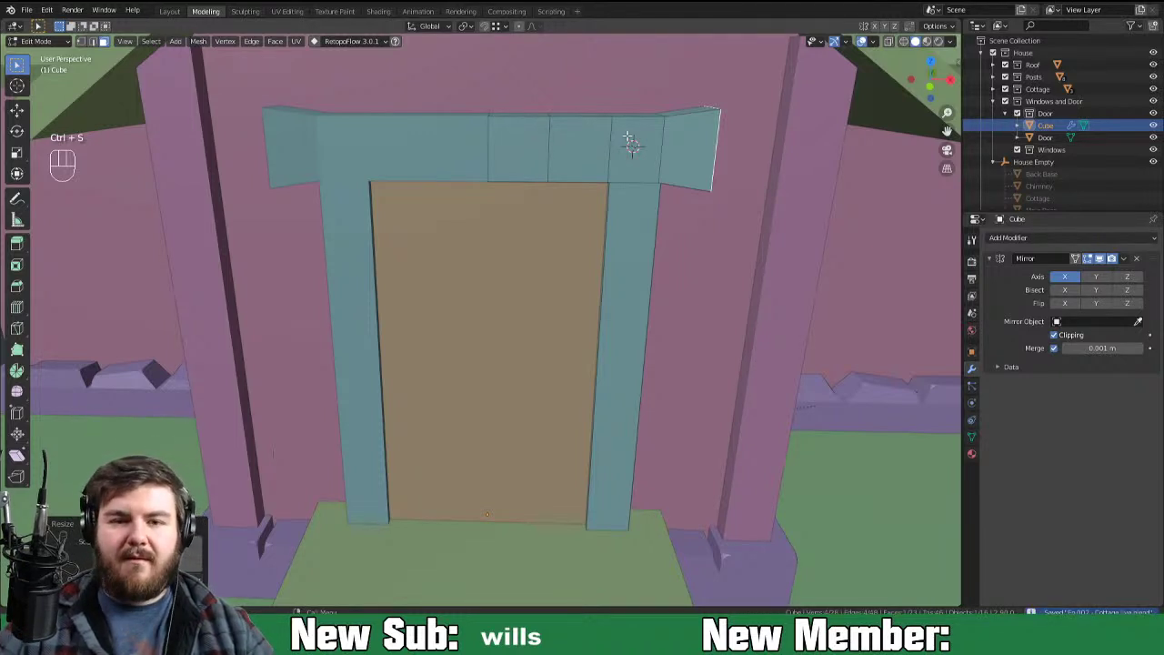
pyautogui.press('o')
pyautogui.press('g')
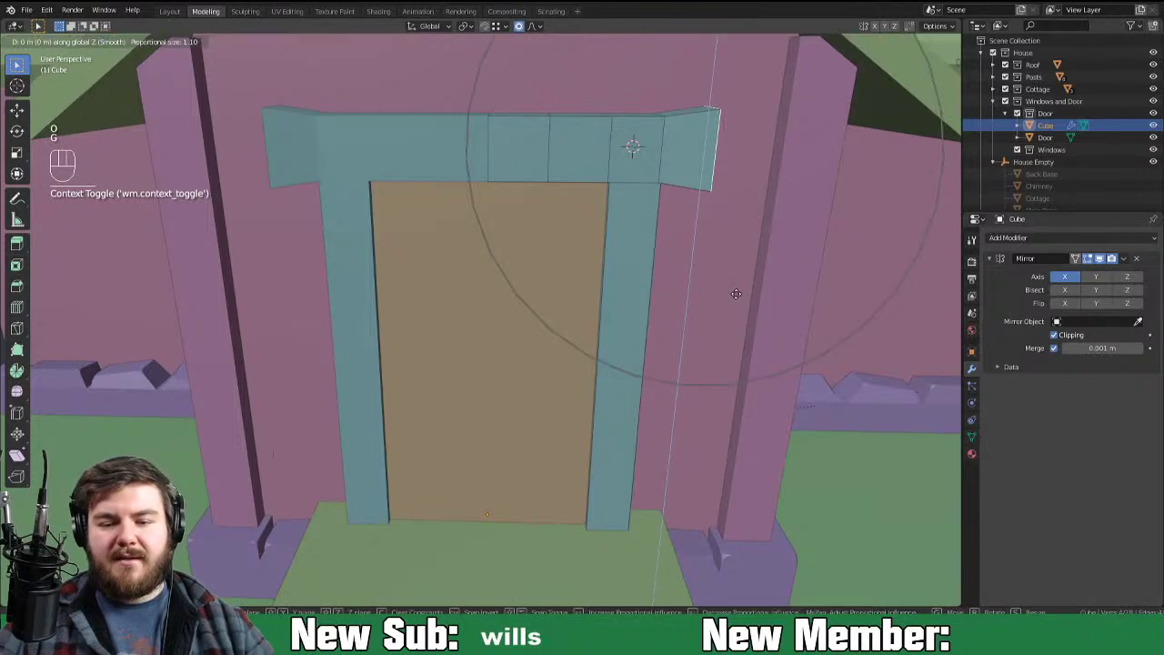
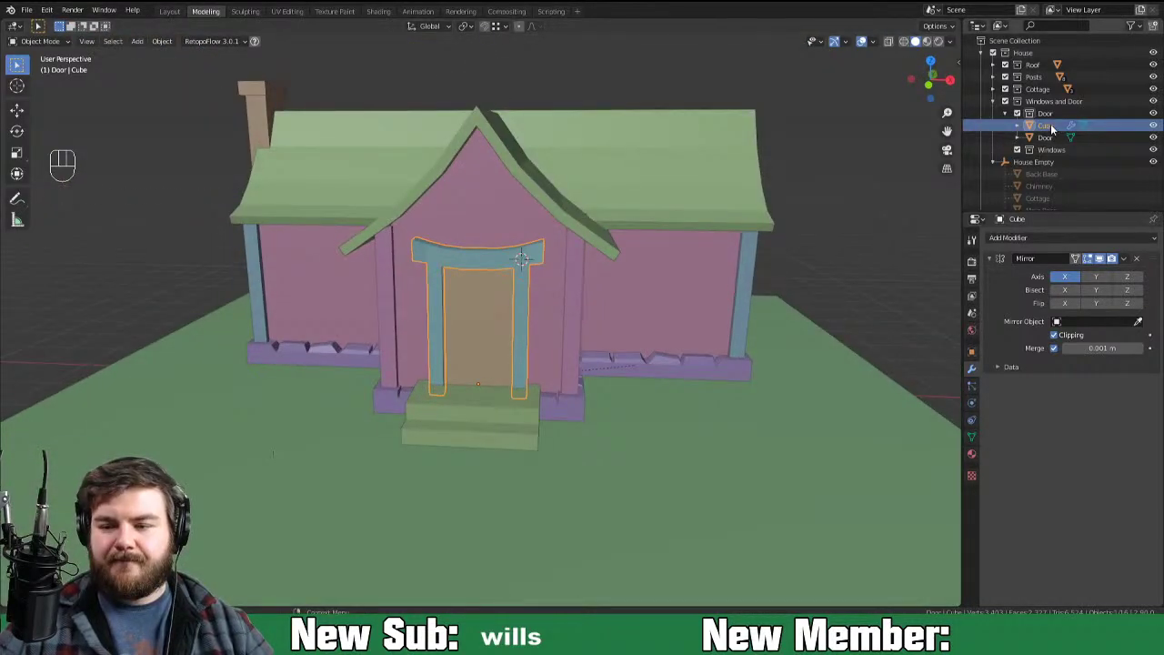
# Step: Rename the frame to Door Frame, colour it tan and parent it under the Door object
pyautogui.moveTo(1053, 133); pyautogui.dragTo(1006, 139)
pyautogui.press('o')
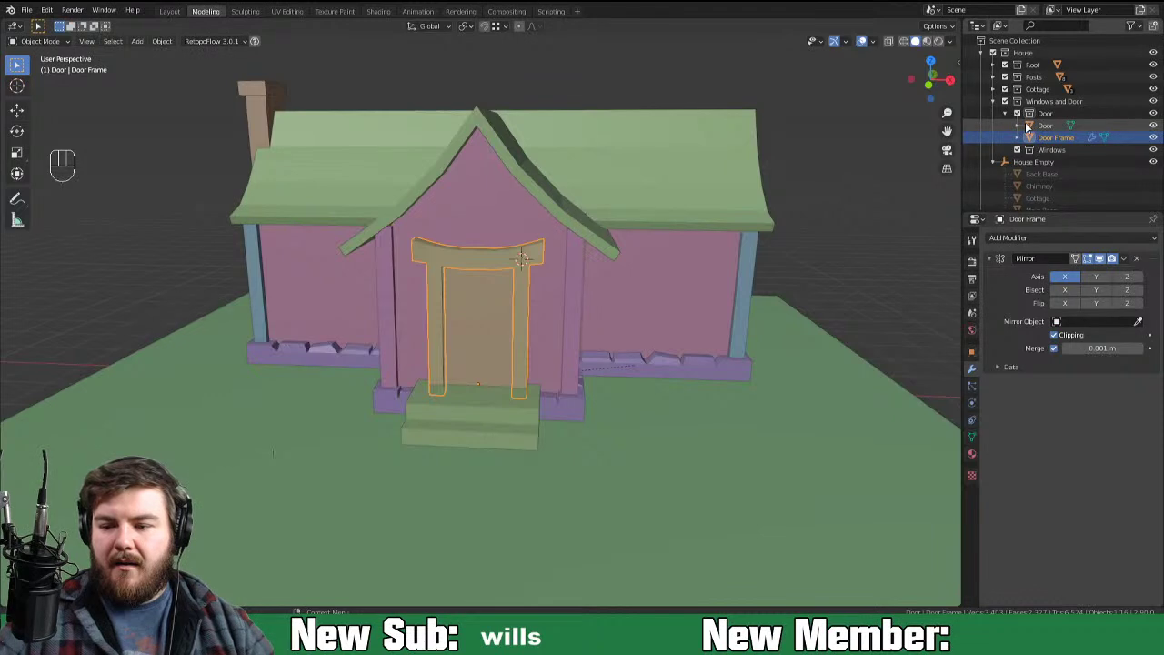
pyautogui.click(1028, 131)
pyautogui.click(1032, 133)
pyautogui.click(1033, 148)
pyautogui.moveTo(1035, 135); pyautogui.dragTo(1026, 166)
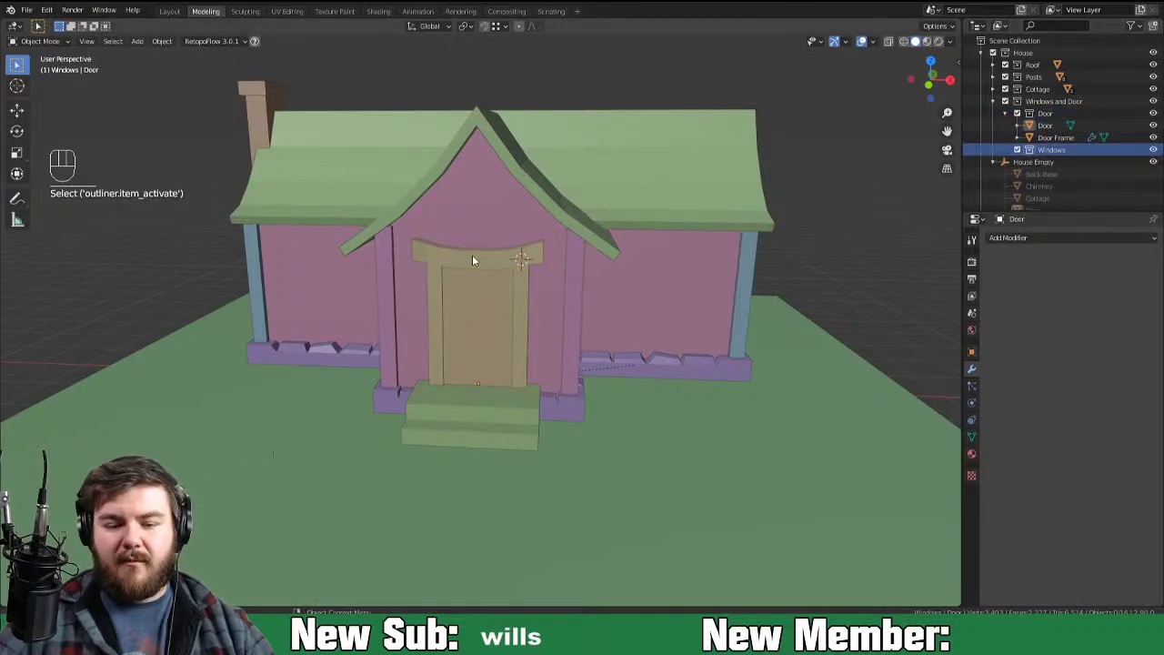
pyautogui.press('Tab')
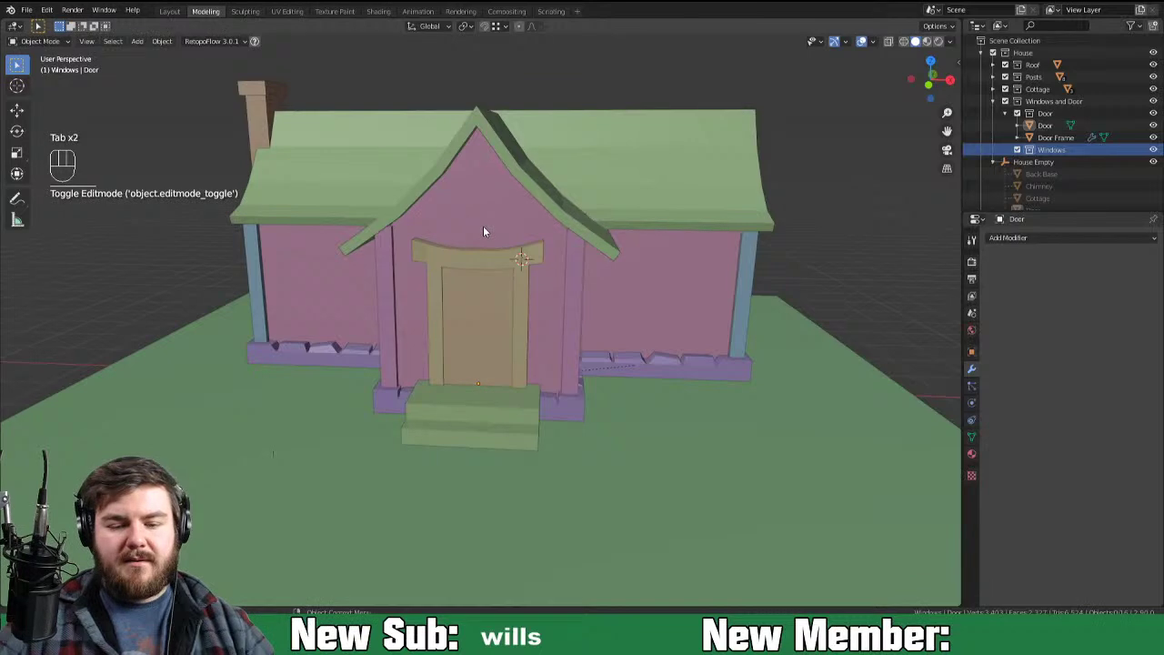
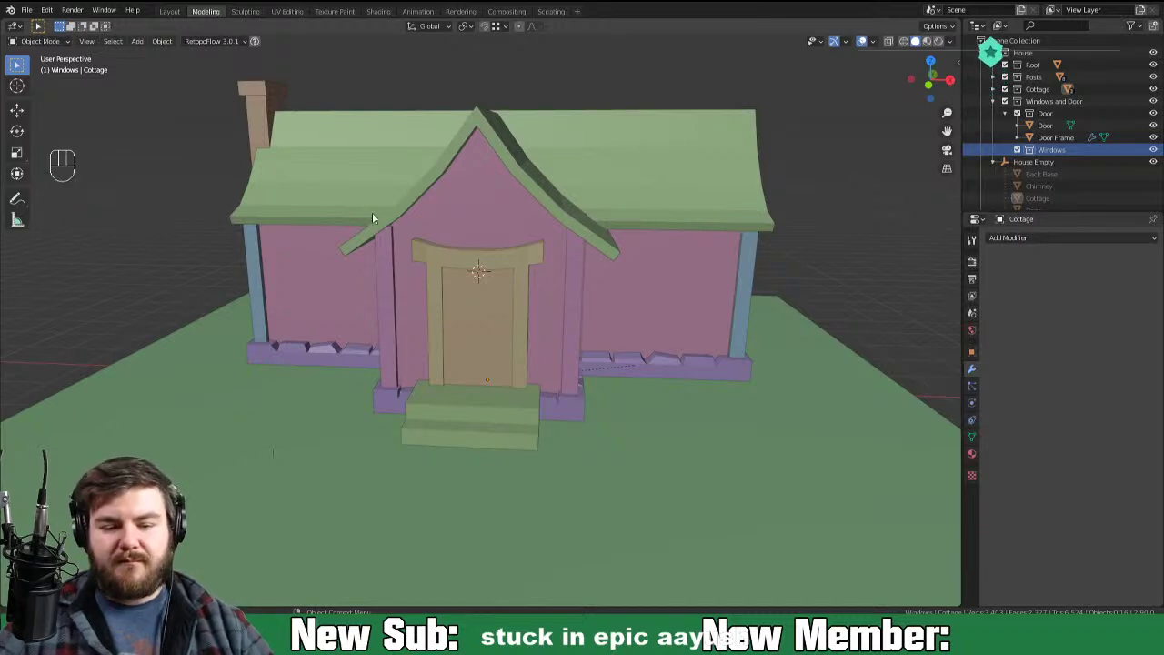
# Step: Add a 16-vertex cylinder, radius 0.5 m, depth 0.3 m, rotated 90° on X, after deleting an oversized first attempt
pyautogui.press('shift+a')
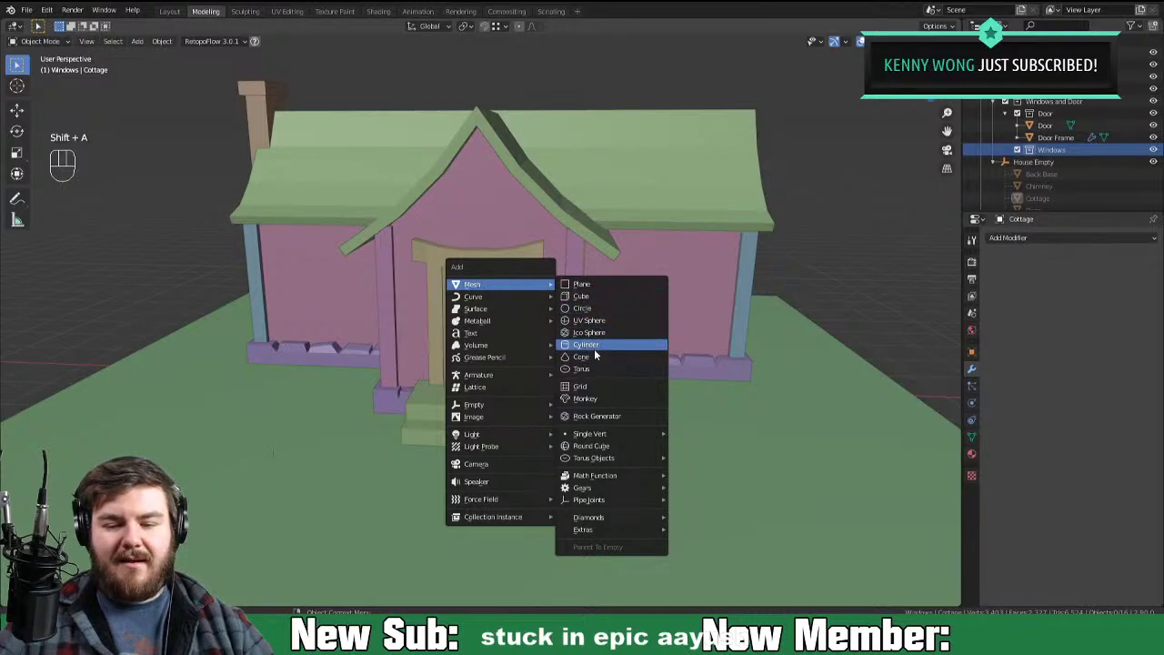
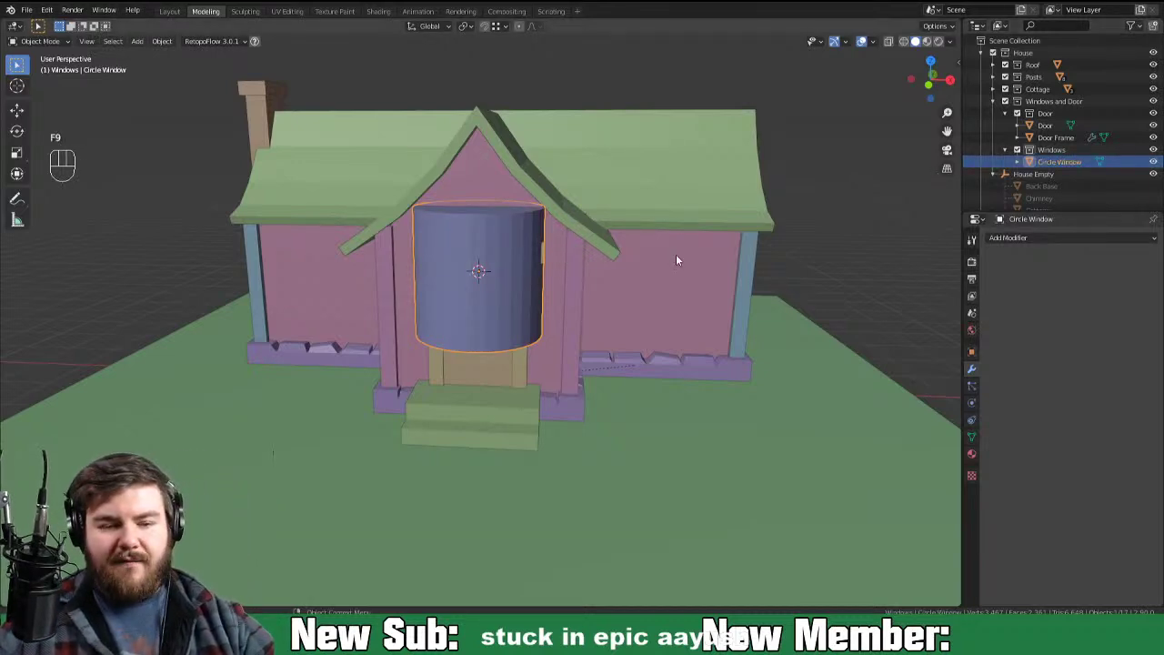
pyautogui.press('x')
pyautogui.press('shift+a')
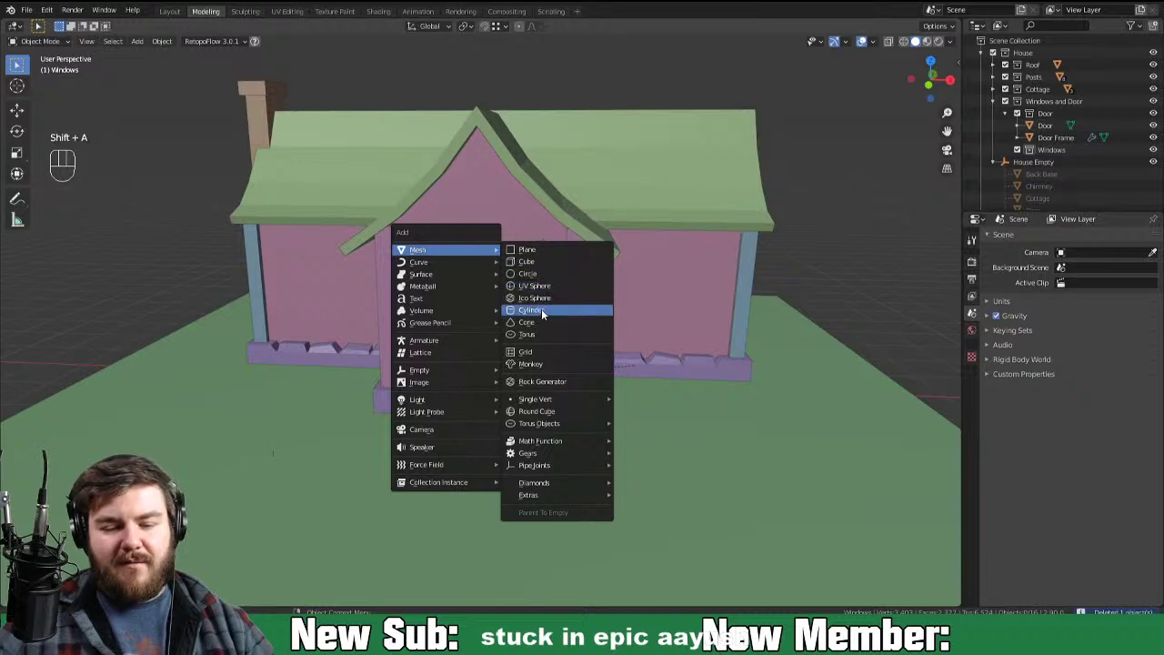
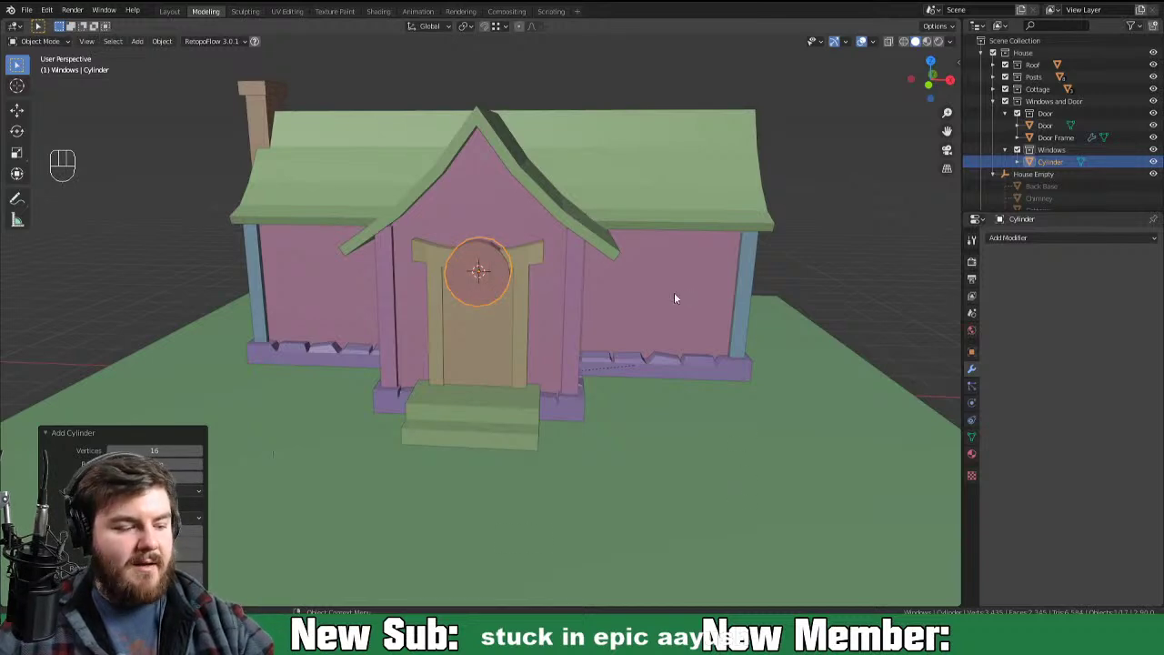
pyautogui.press('F9')
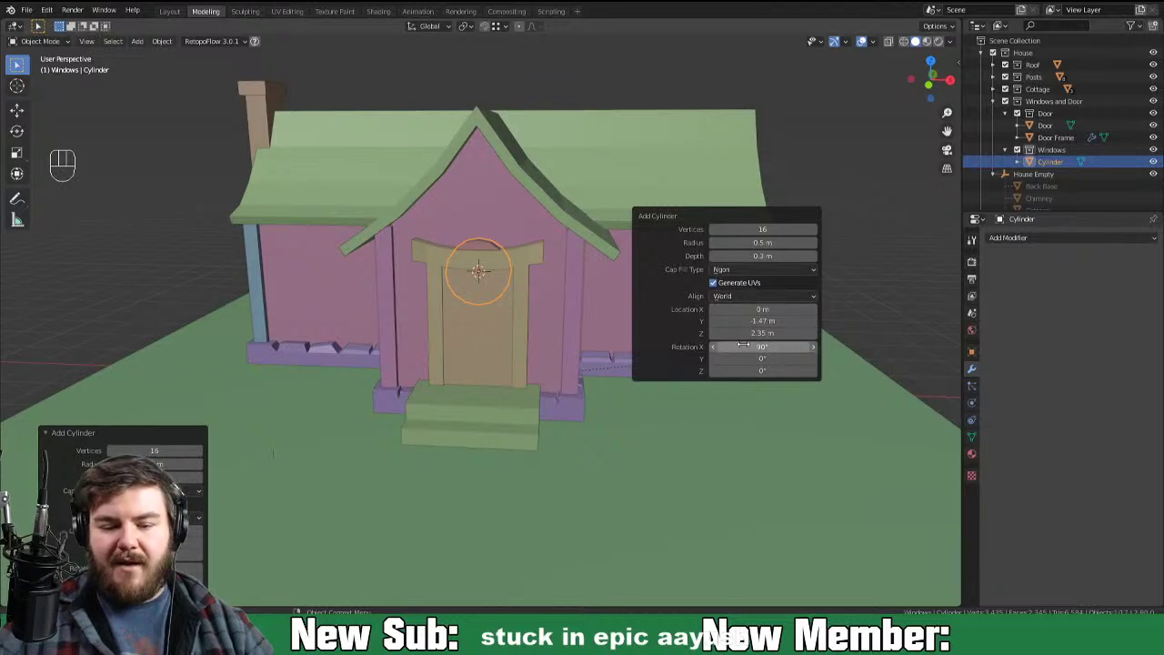
# Step: Raise the round window about 1.06 m into the front gable and resize it to fit
pyautogui.press('g')
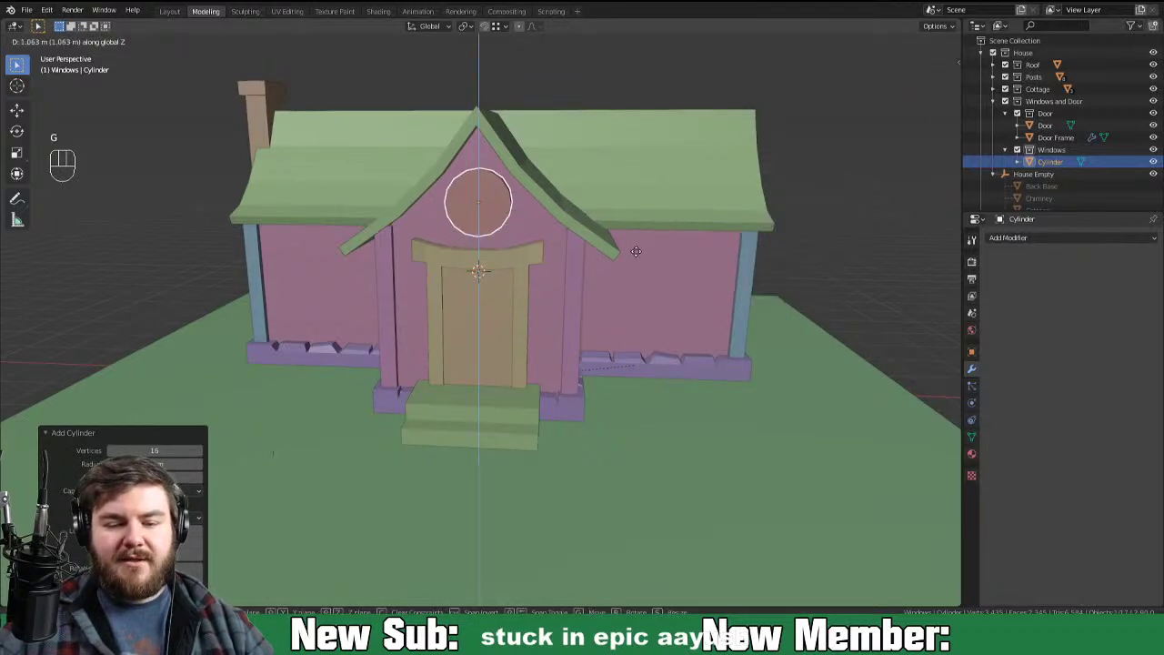
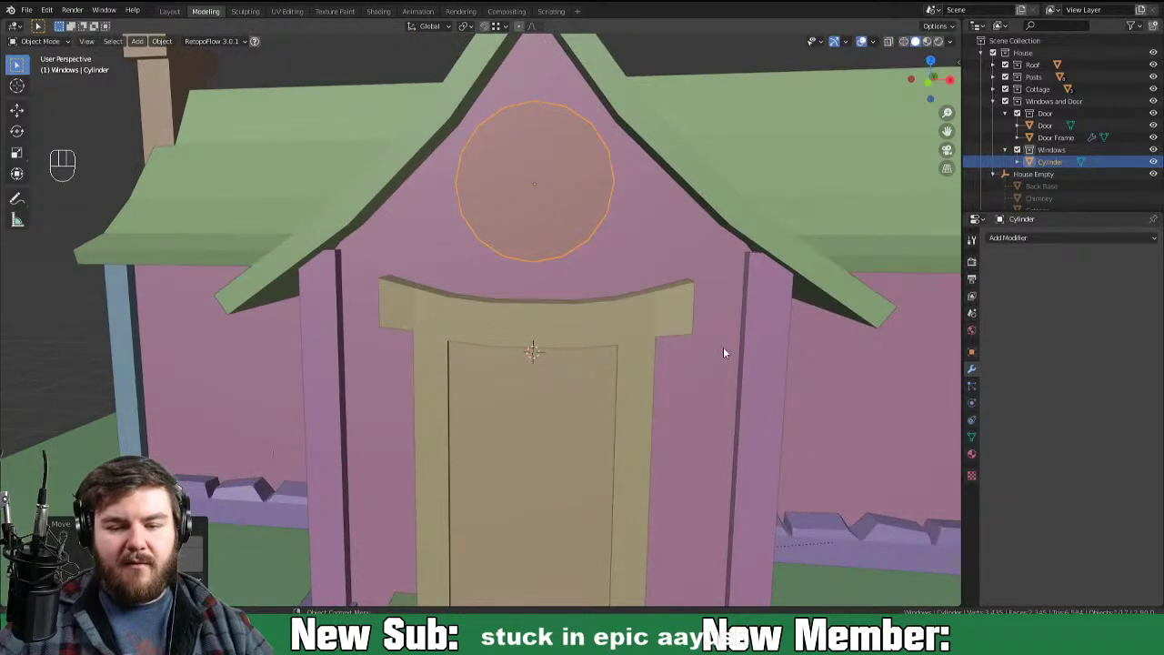
pyautogui.press('s')
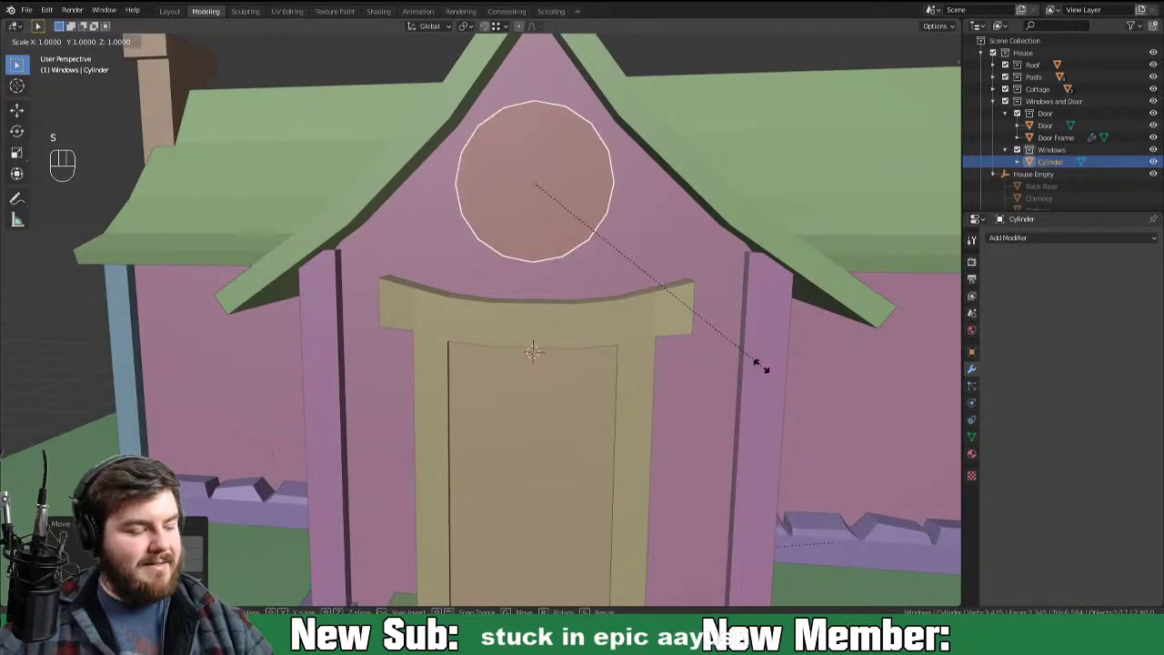
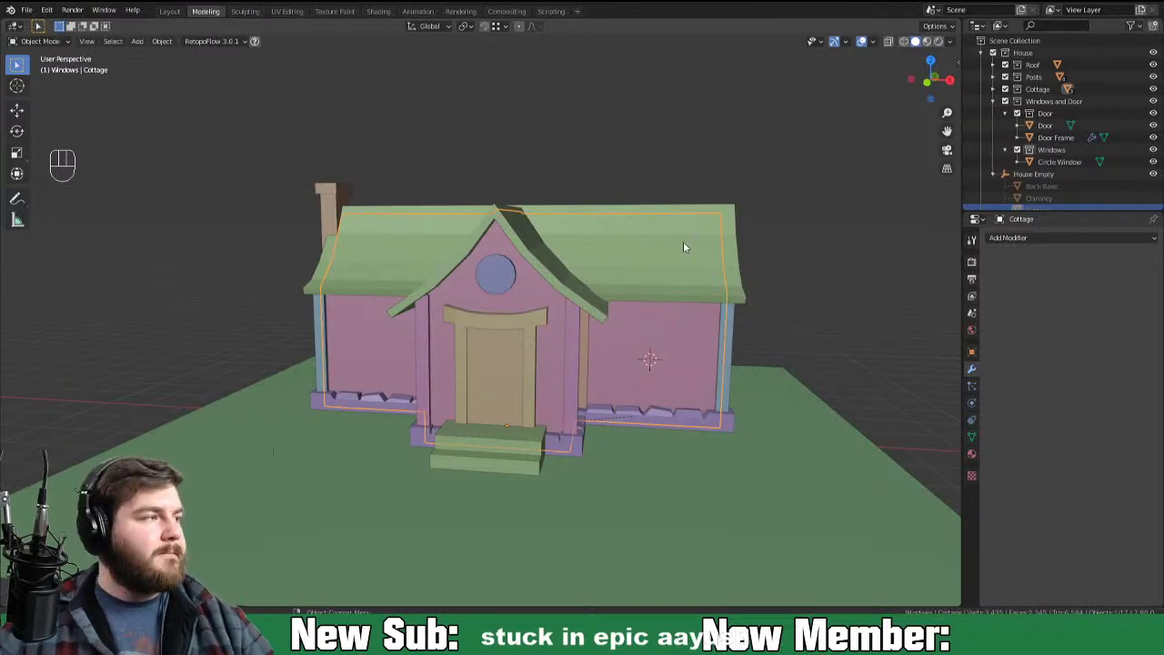
# Step: Add a cube and flatten and narrow it into a tall thin window panel
pyautogui.press('shift+a')
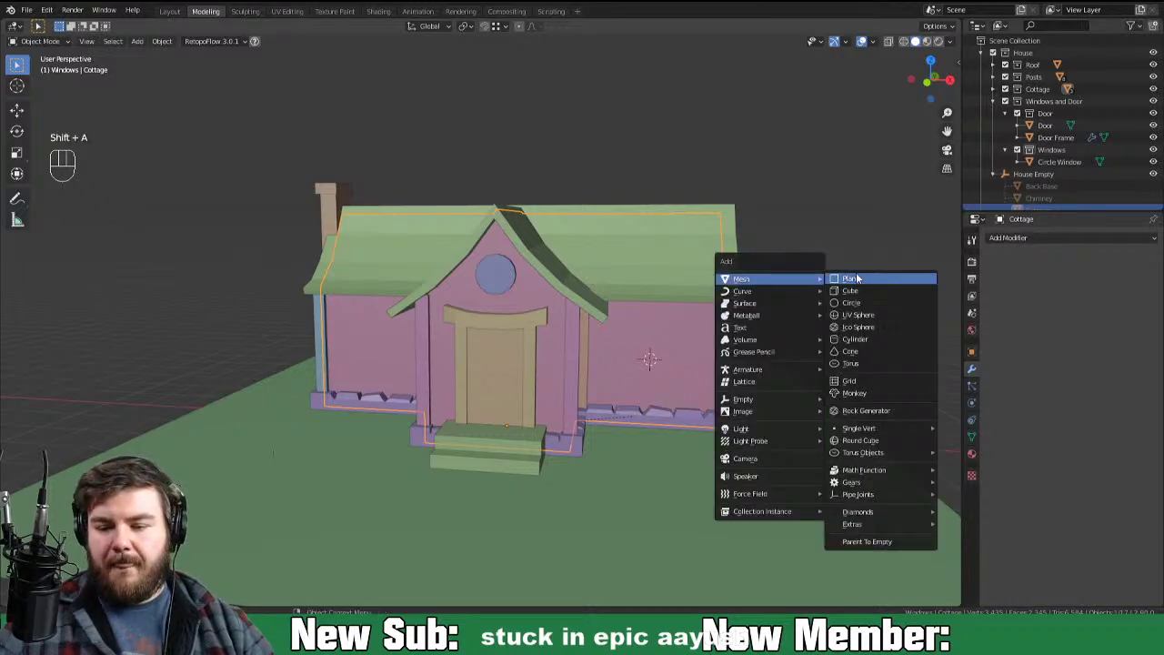
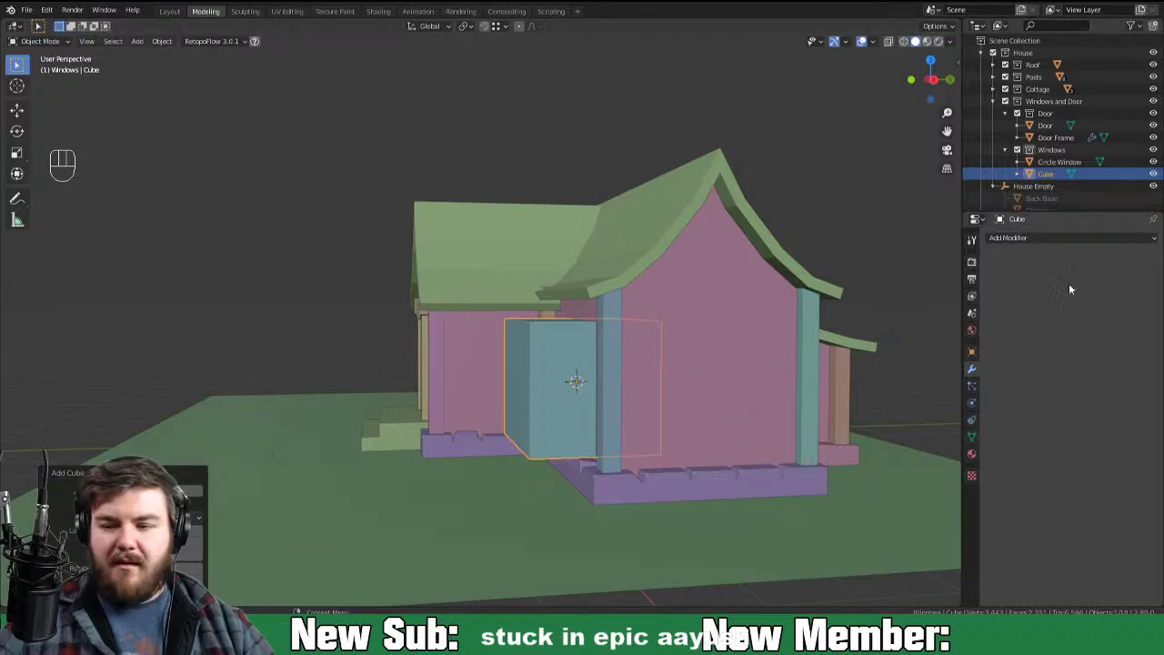
pyautogui.press('s')
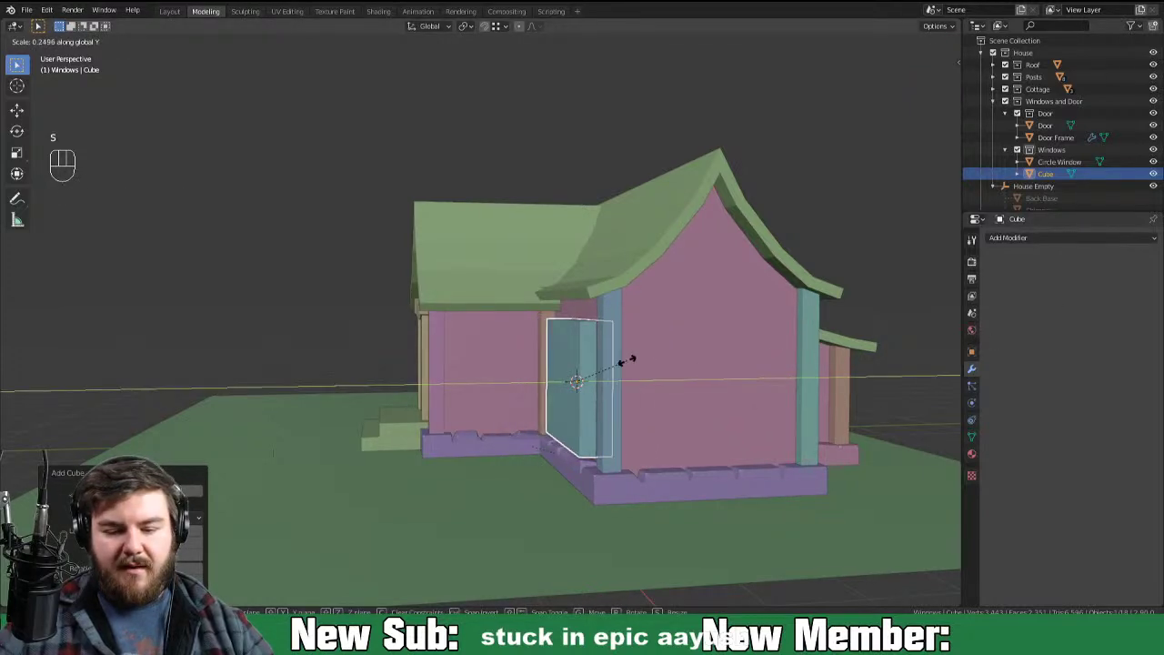
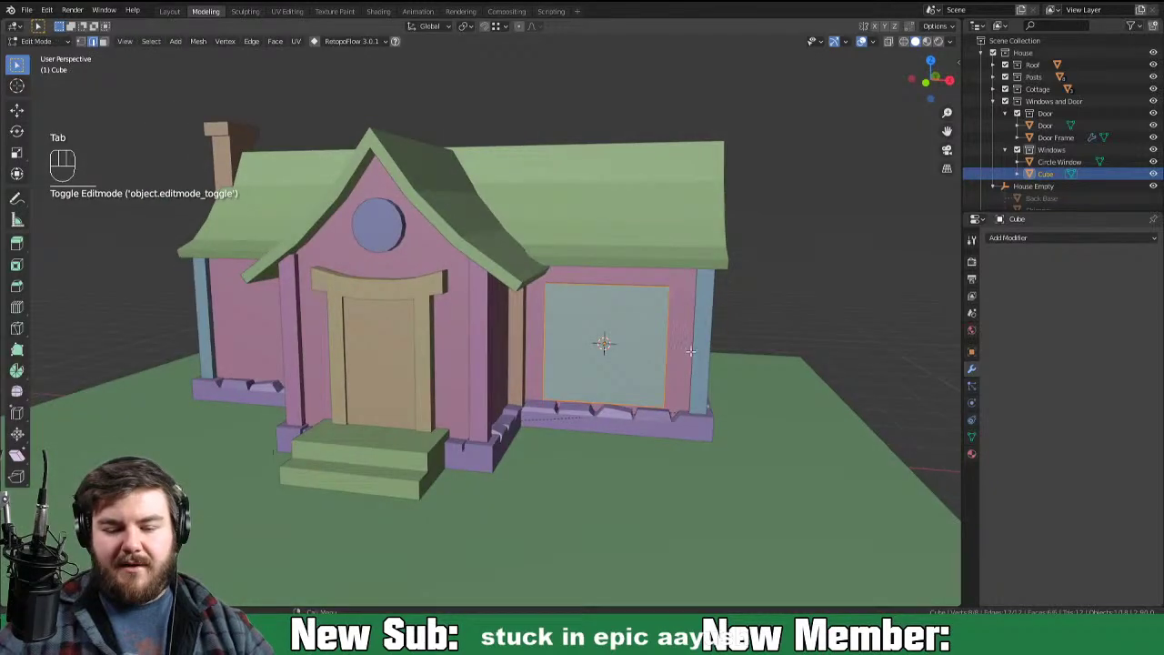
pyautogui.press('s')
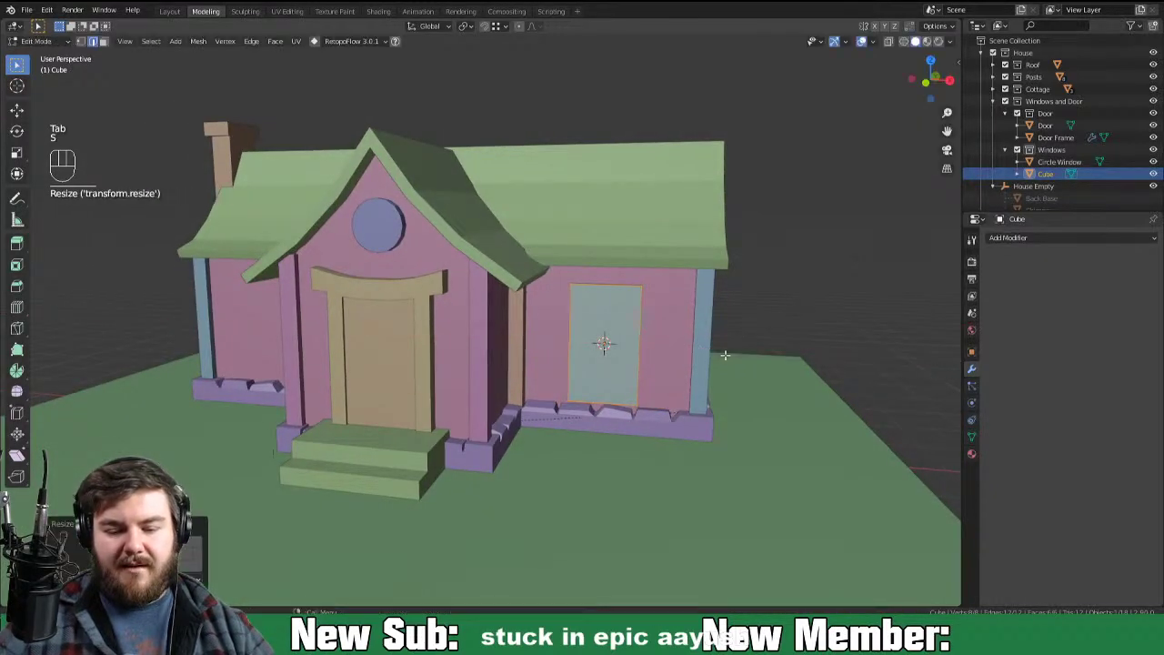
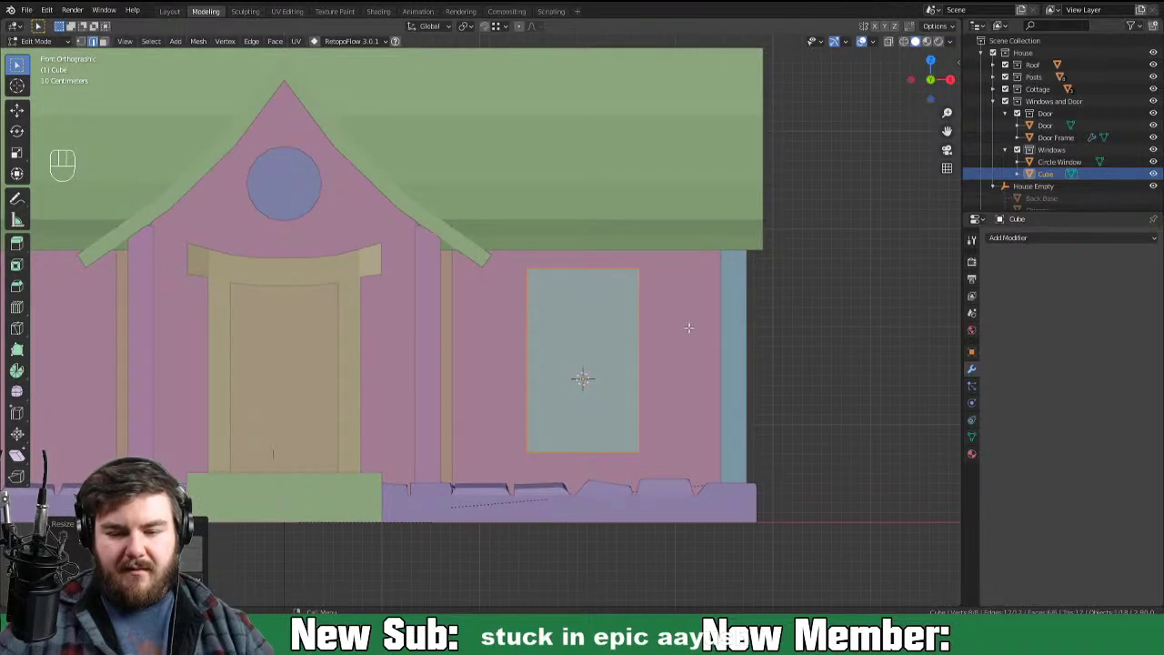
# Step: Adjust the panel's edge height and nudge the whole window up beside the door
pyautogui.press('g')
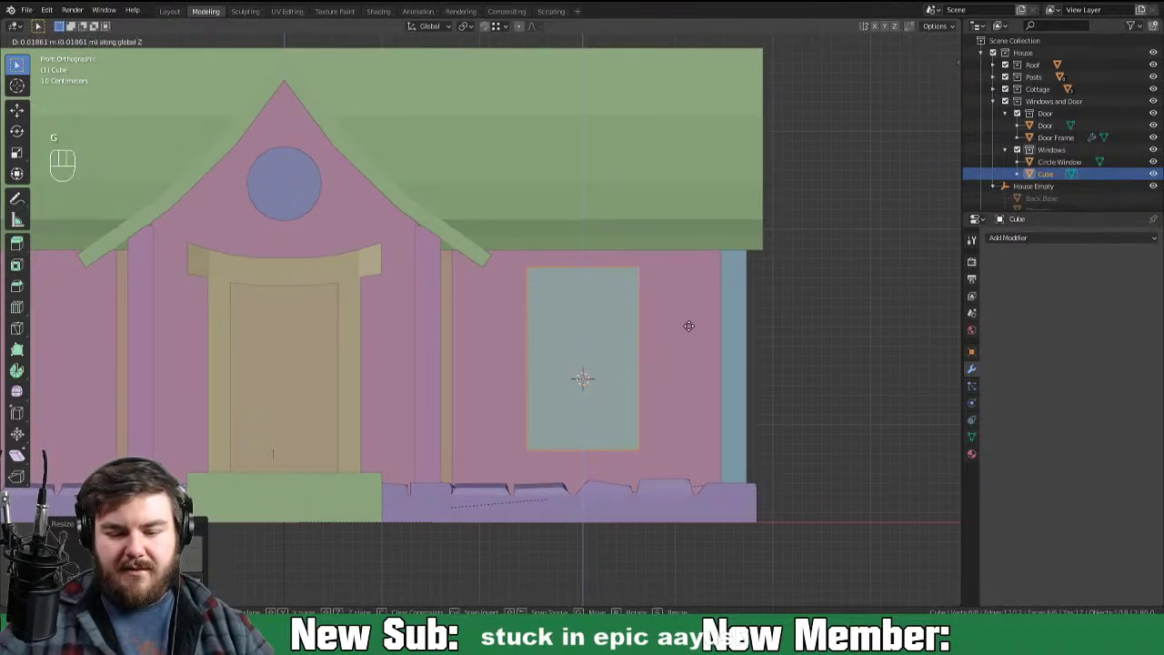
pyautogui.press('Tab')
pyautogui.press('g')
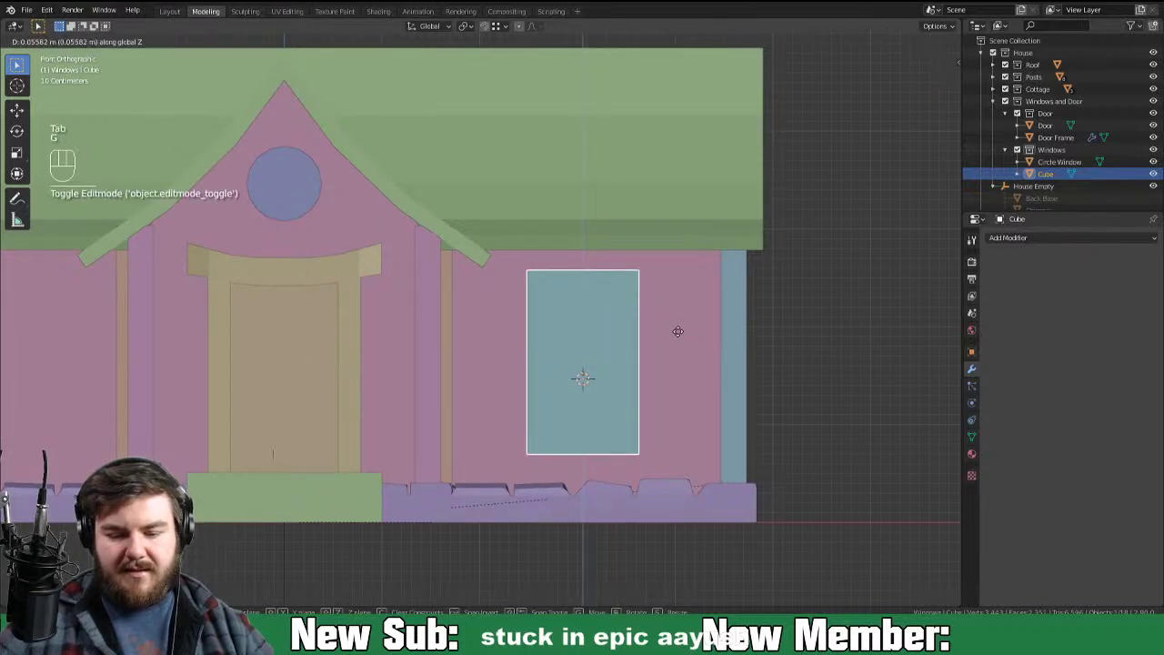
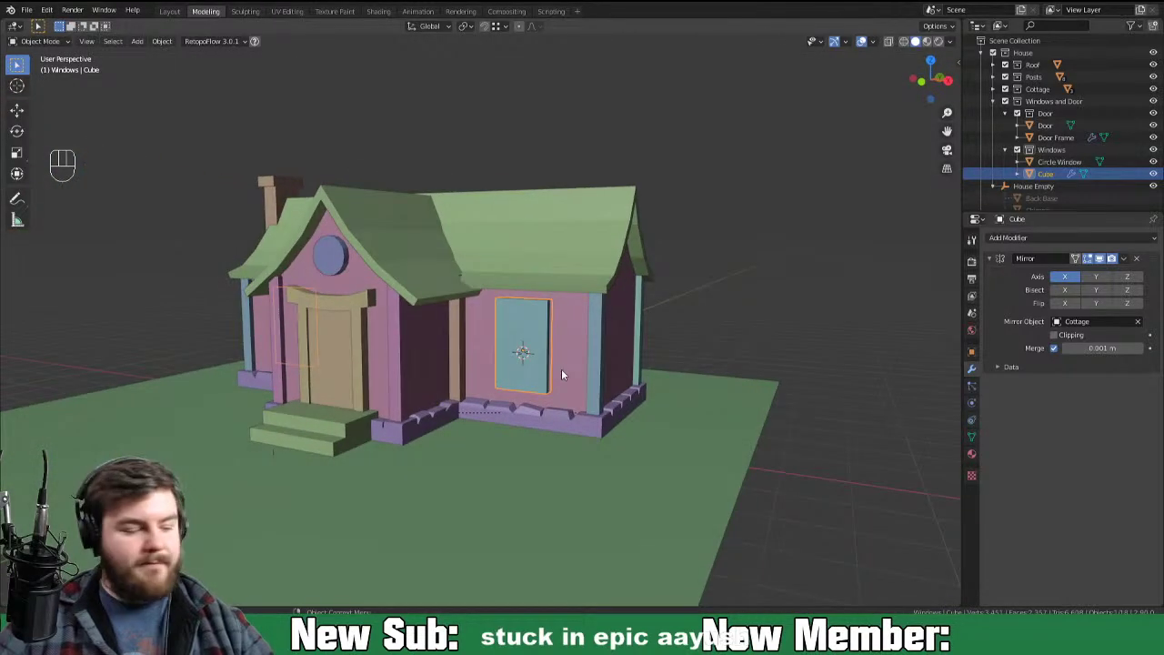
# Step: Apply the window's transforms so its X mirror across the Cottage lines up on both sides
pyautogui.press('ctrl+a')
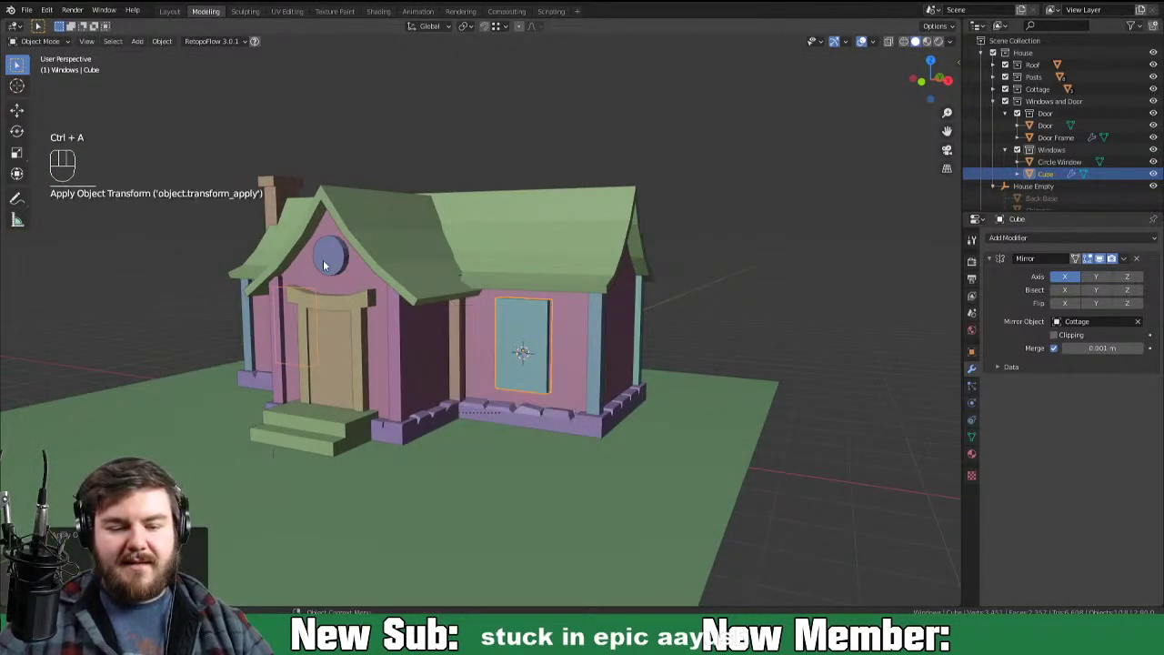
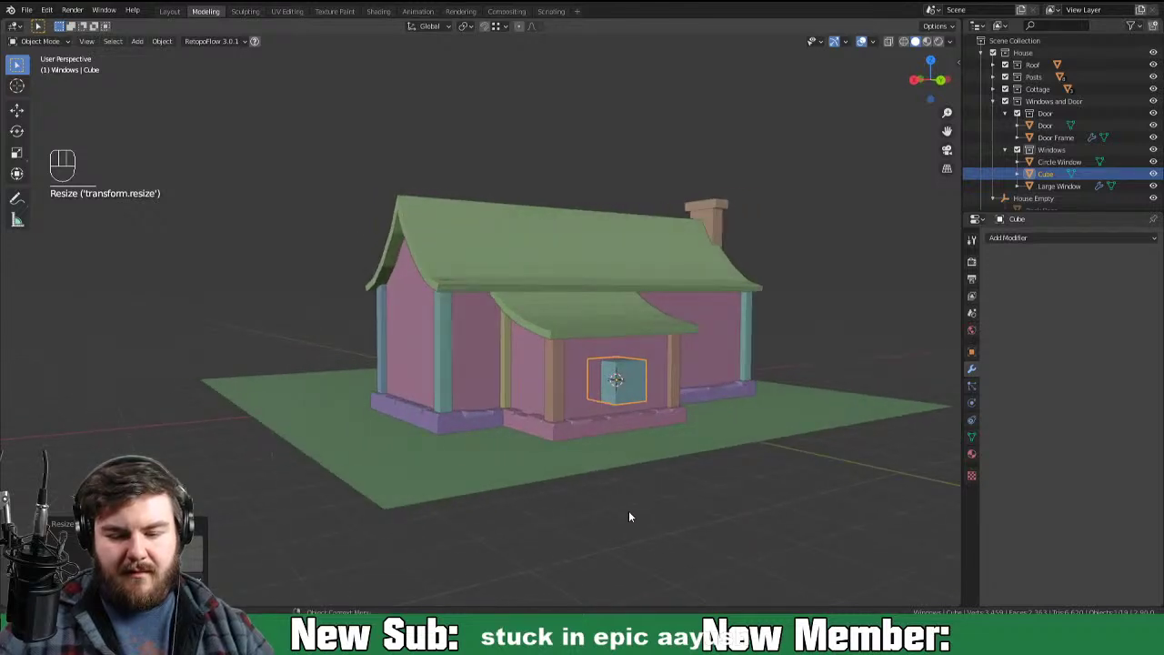
# Step: Flatten the porch window along its depth and raise it higher on the wall
pyautogui.press('Tab')
pyautogui.press('s')
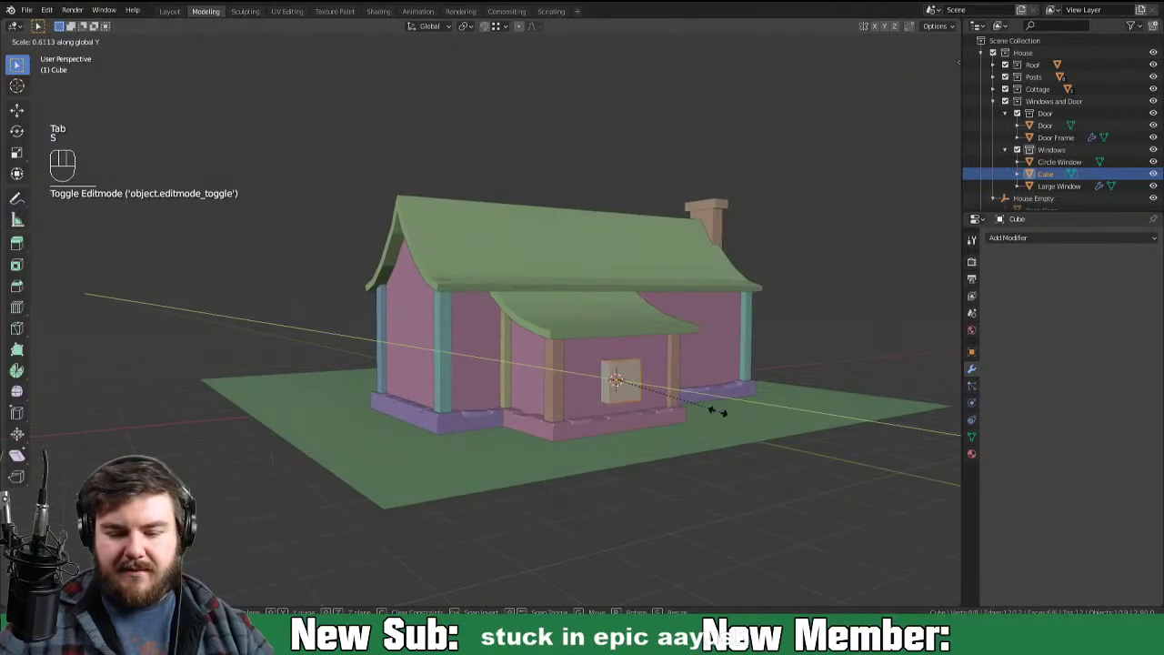
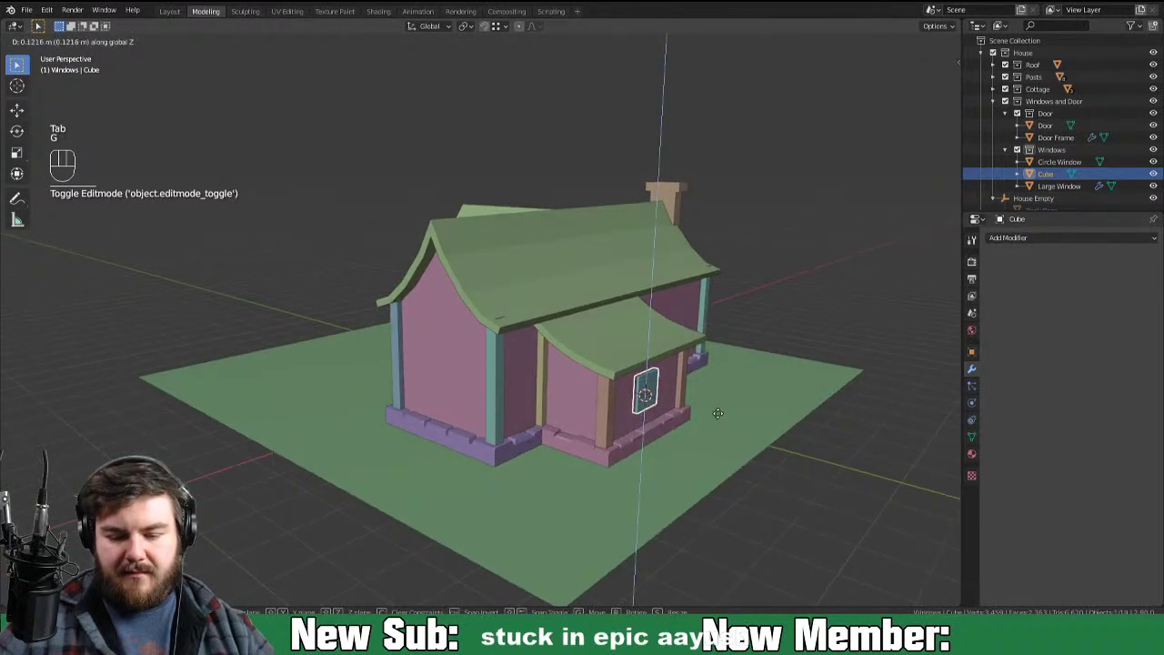
pyautogui.press('Tab')
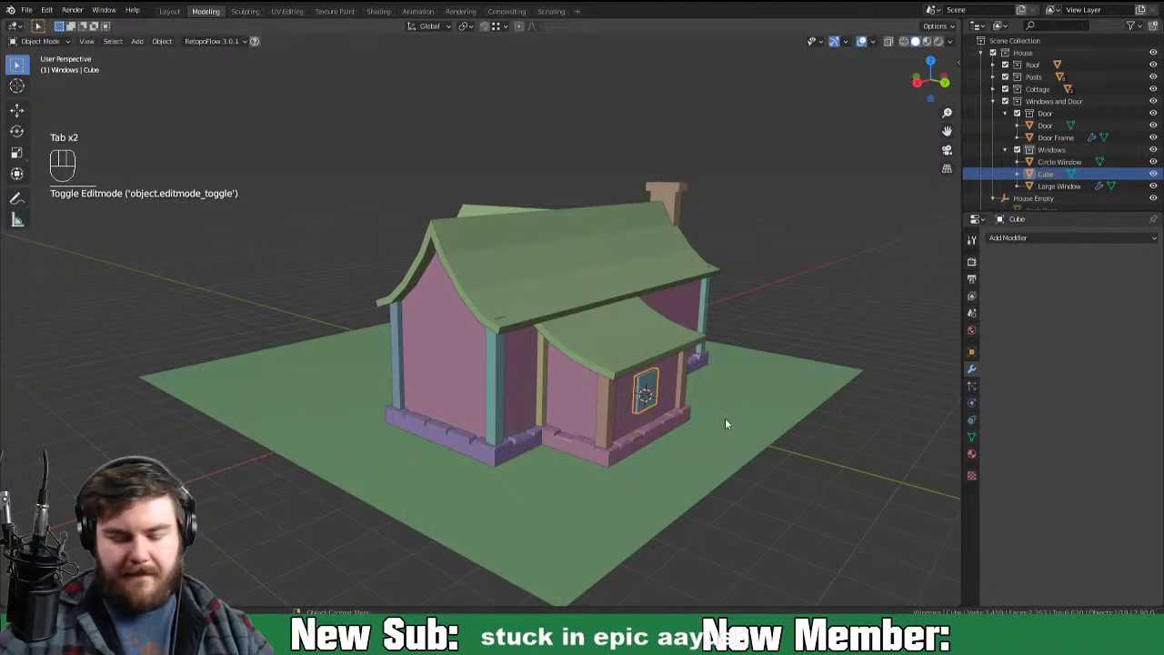
pyautogui.press('g')
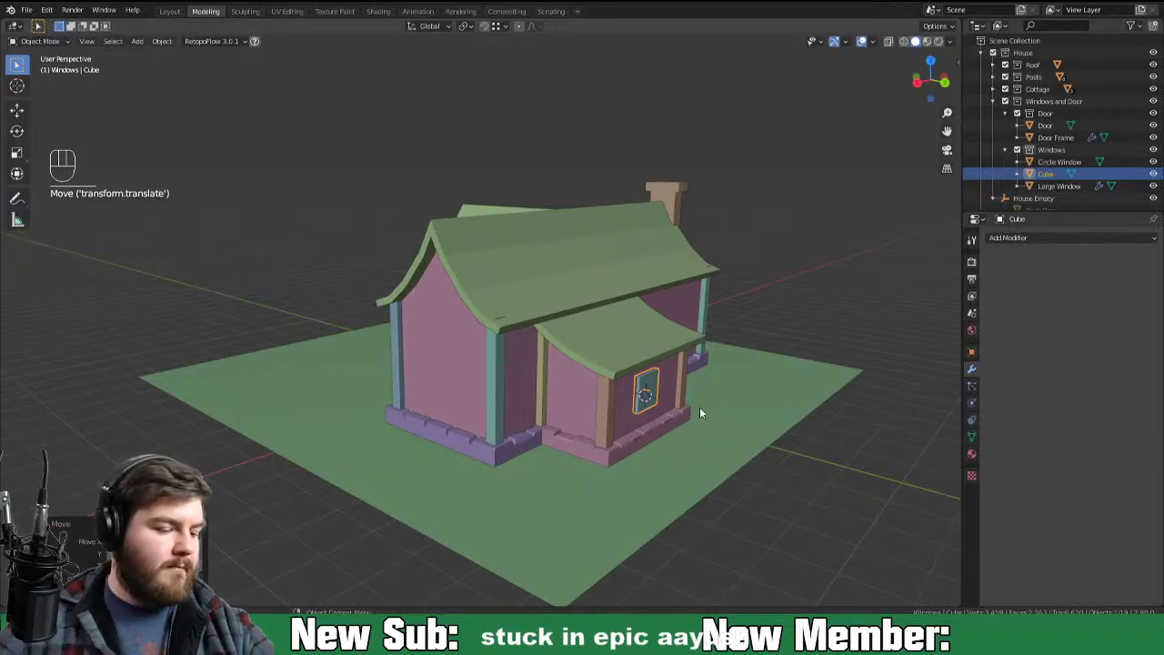
# Step: Enlarge the window pane in front view so it sits centred between the porch posts
pyautogui.press('ctrl+KP_1')
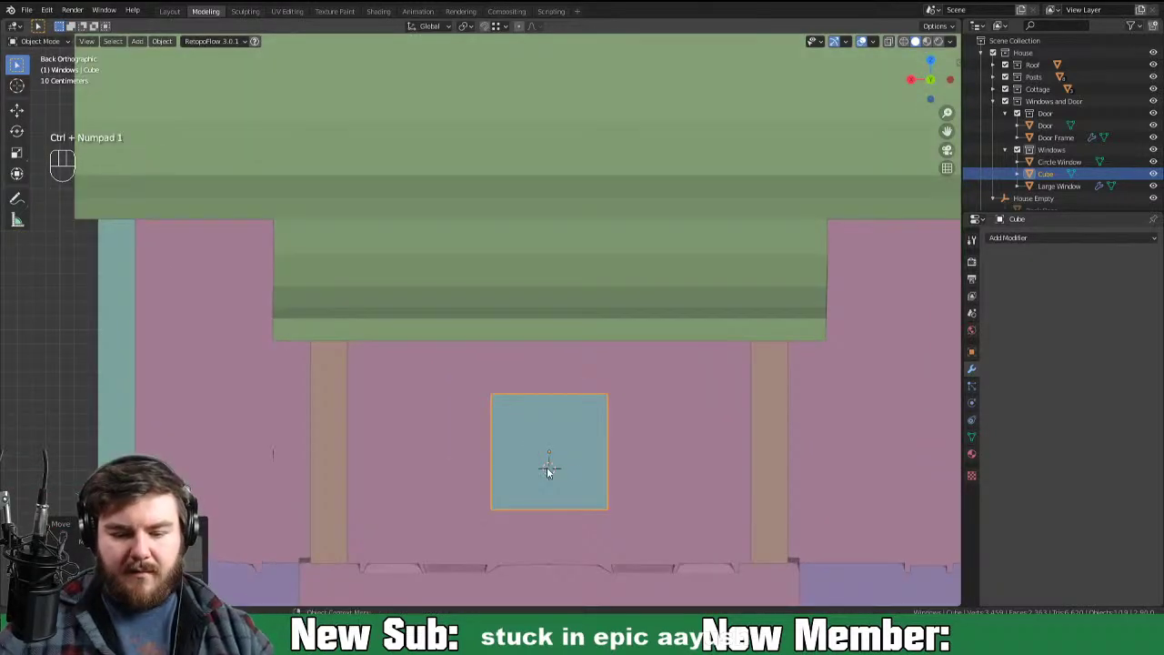
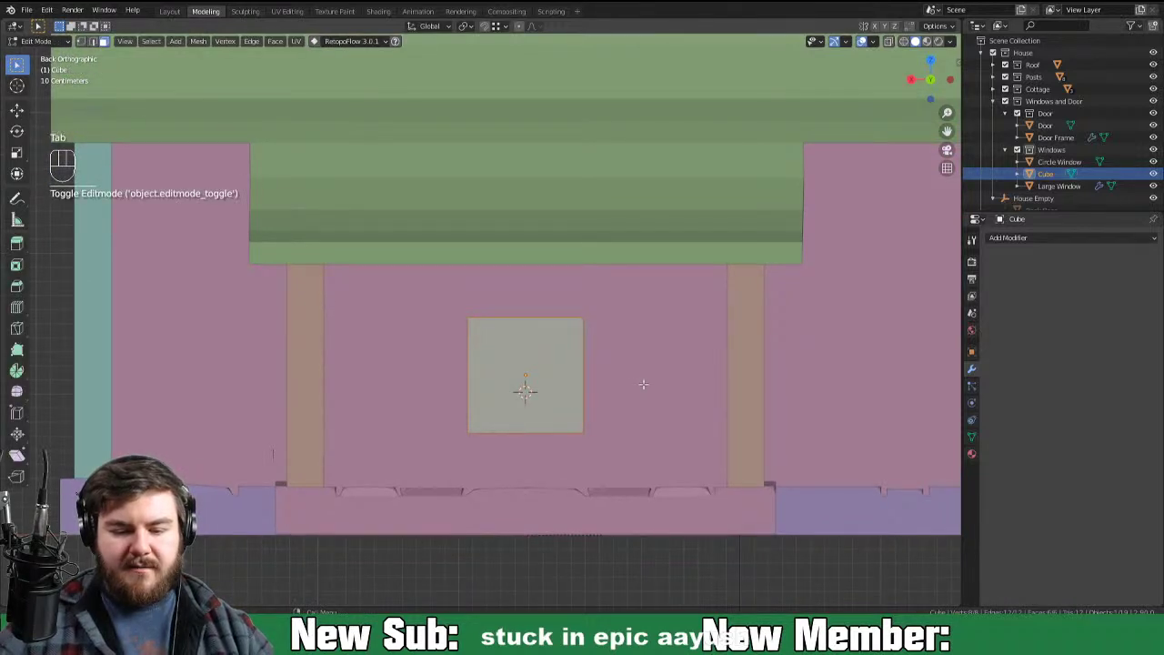
pyautogui.press('s')
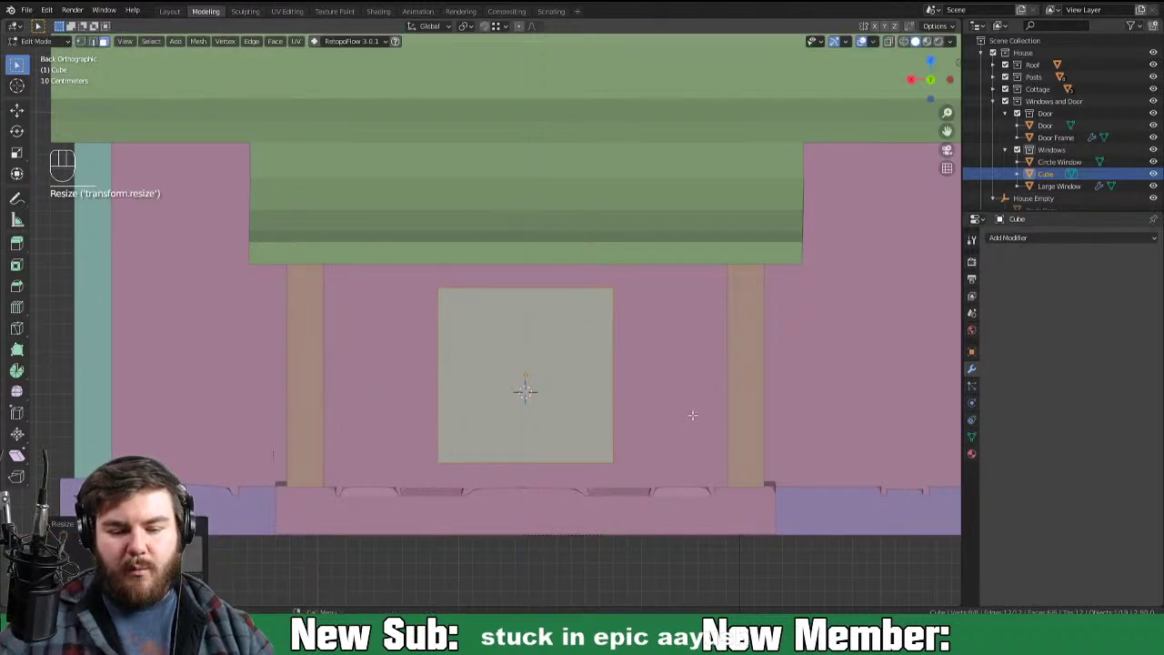
pyautogui.press('Tab')
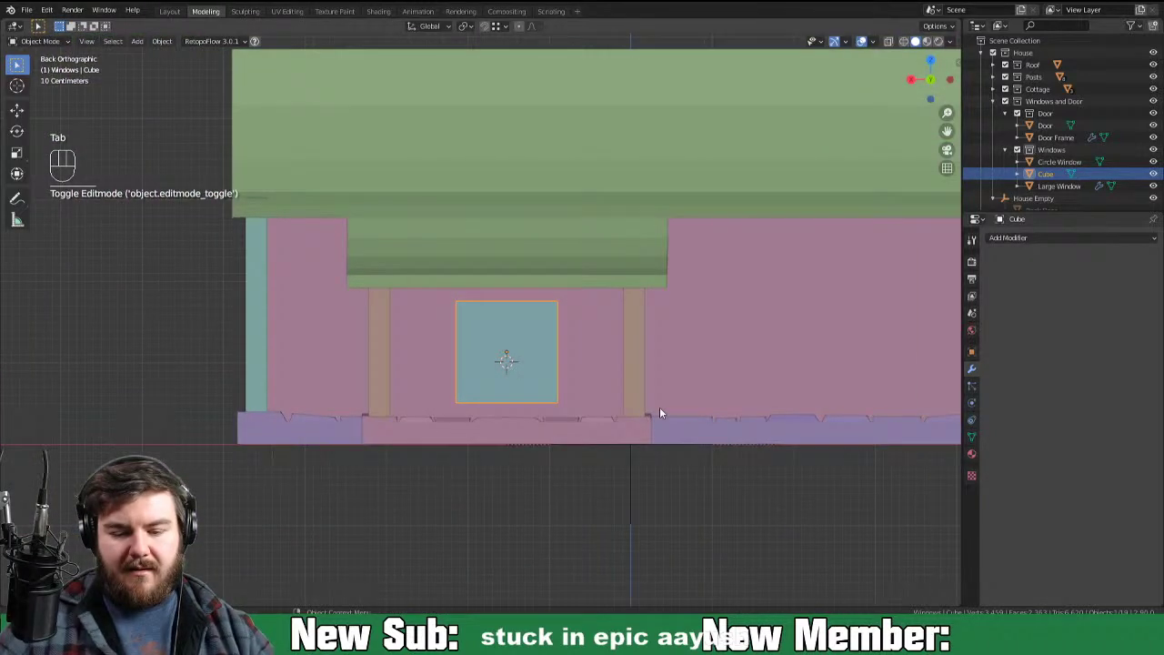
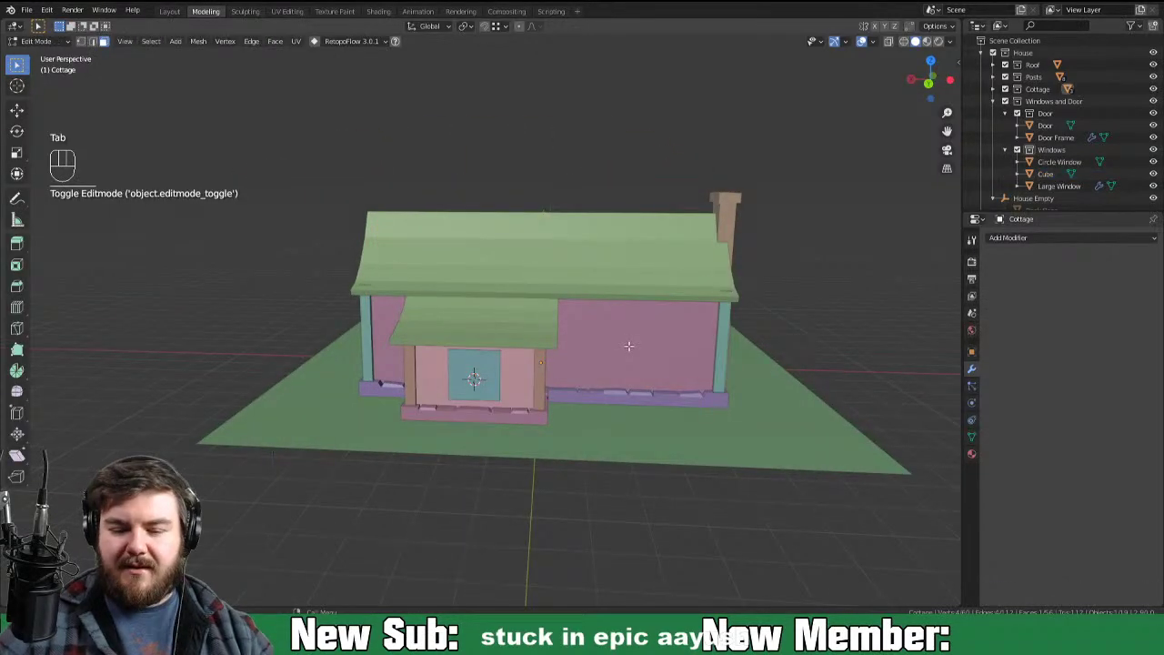
# Step: Snap the 3D cursor to the centre of the cottage's long wall beside the porch
pyautogui.press('3')
pyautogui.press('shift+s')
pyautogui.press('Tab')
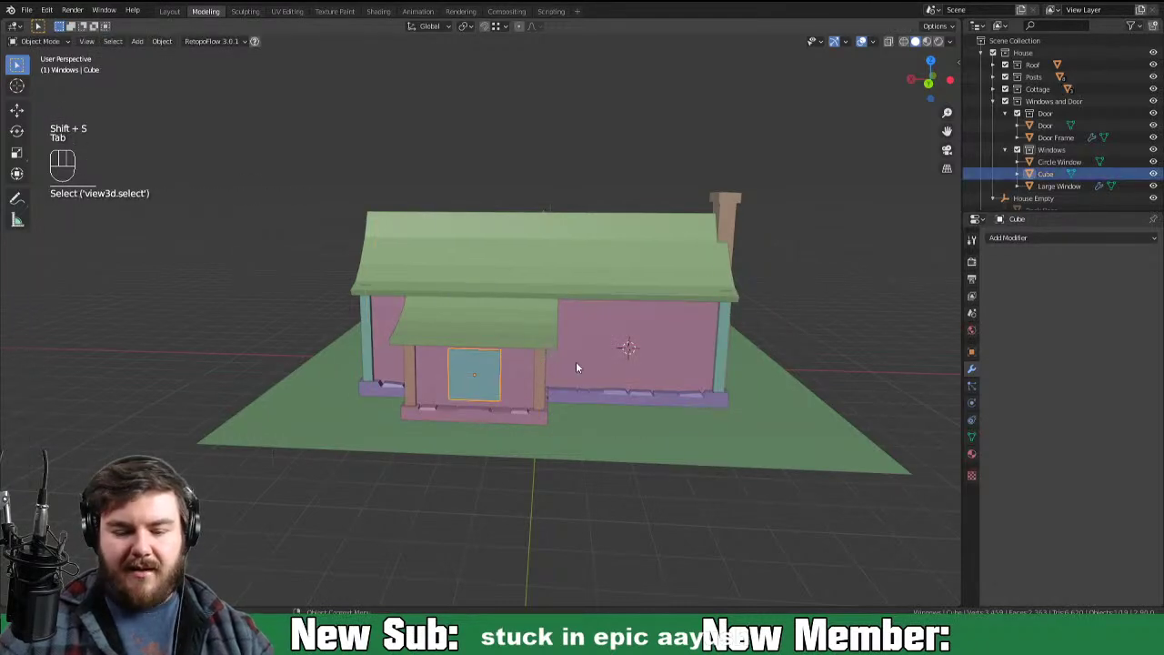
pyautogui.press('shift+s')
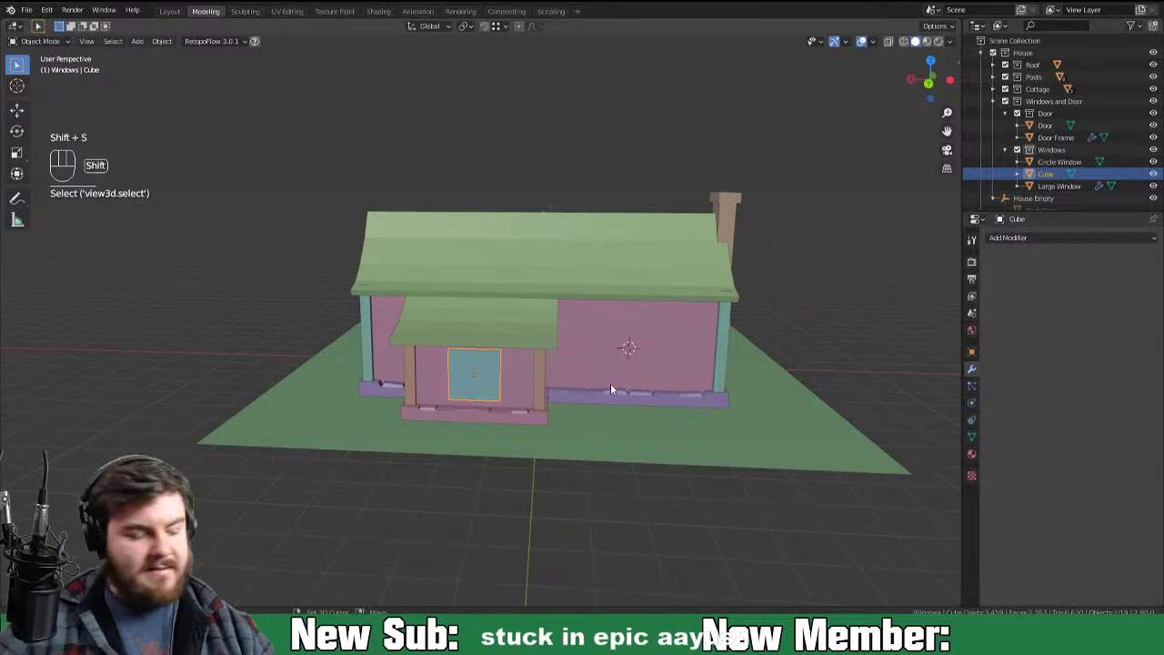
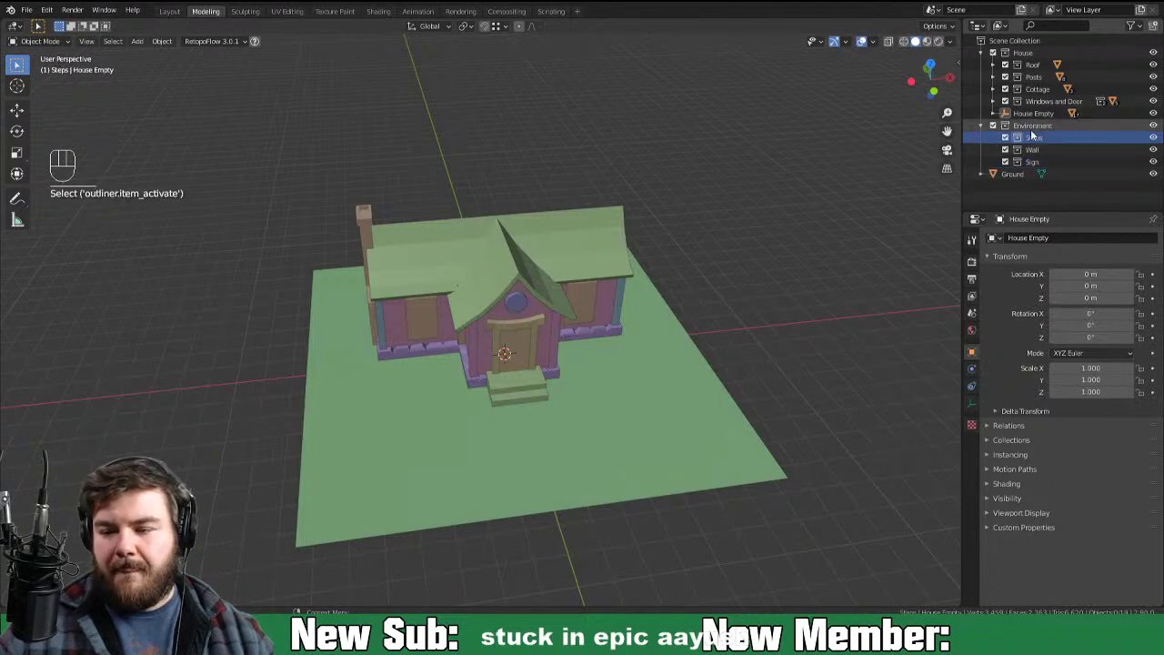
# Step: Select the front steps and set the 3D cursor to Y -3.3 m in the View sidebar
pyautogui.click(528, 395)
pyautogui.moveTo(553, 433); pyautogui.dragTo(636, 437)
pyautogui.moveTo(708, 393); pyautogui.dragTo(650, 360)
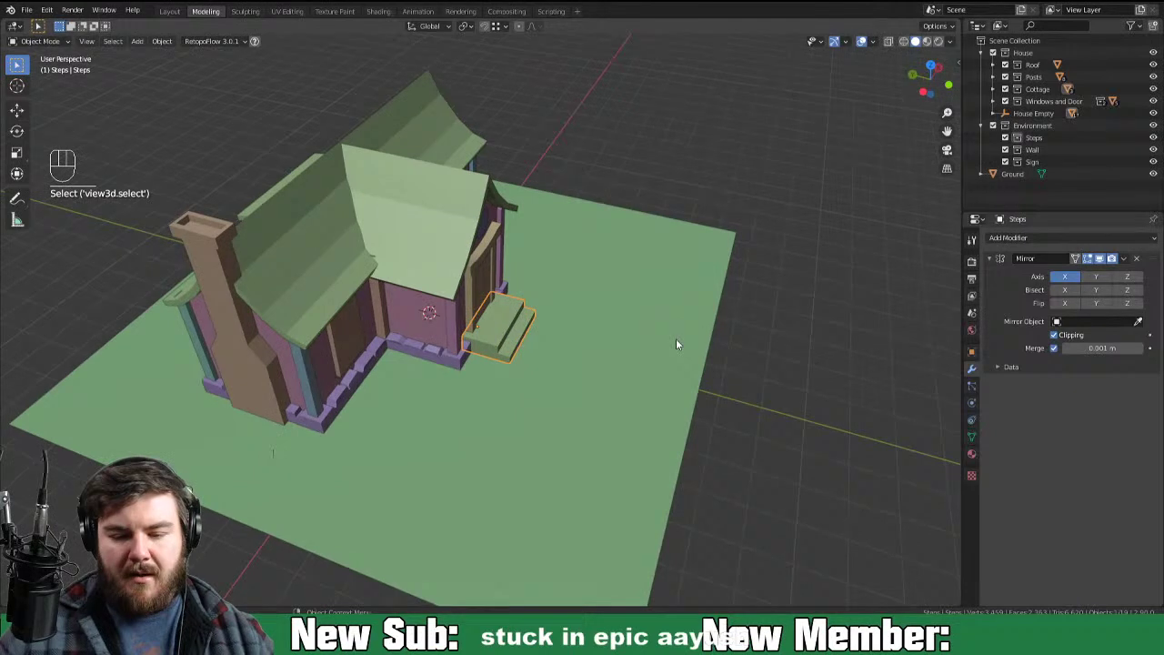
pyautogui.middleClick(670, 342)
pyautogui.press('n')
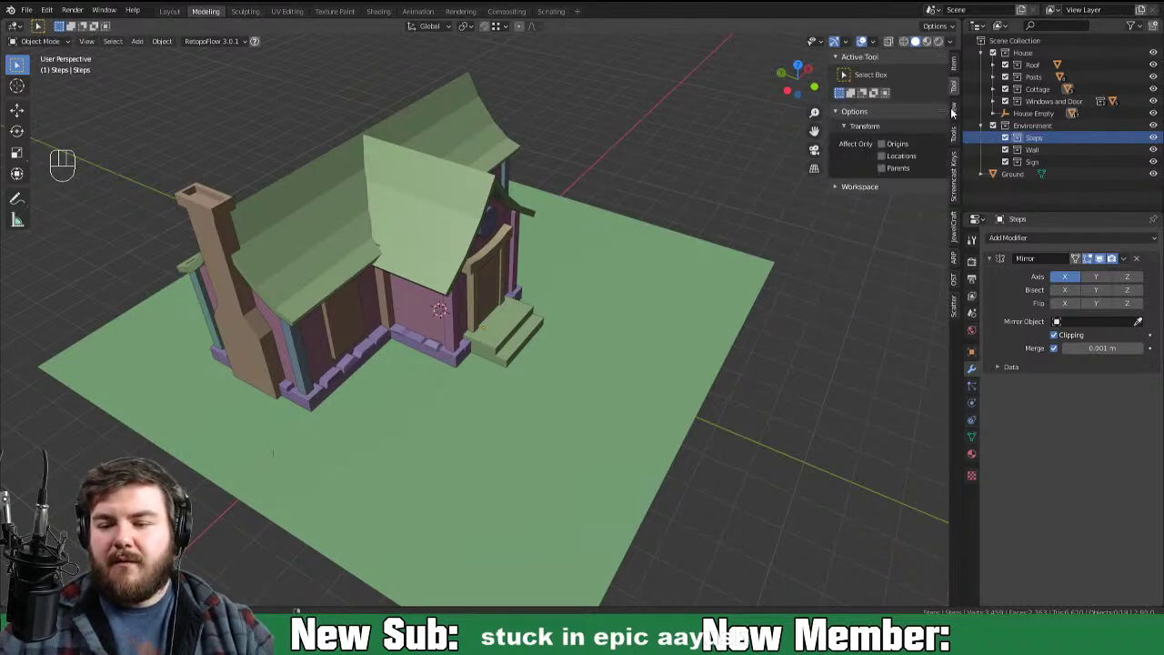
pyautogui.click(953, 117)
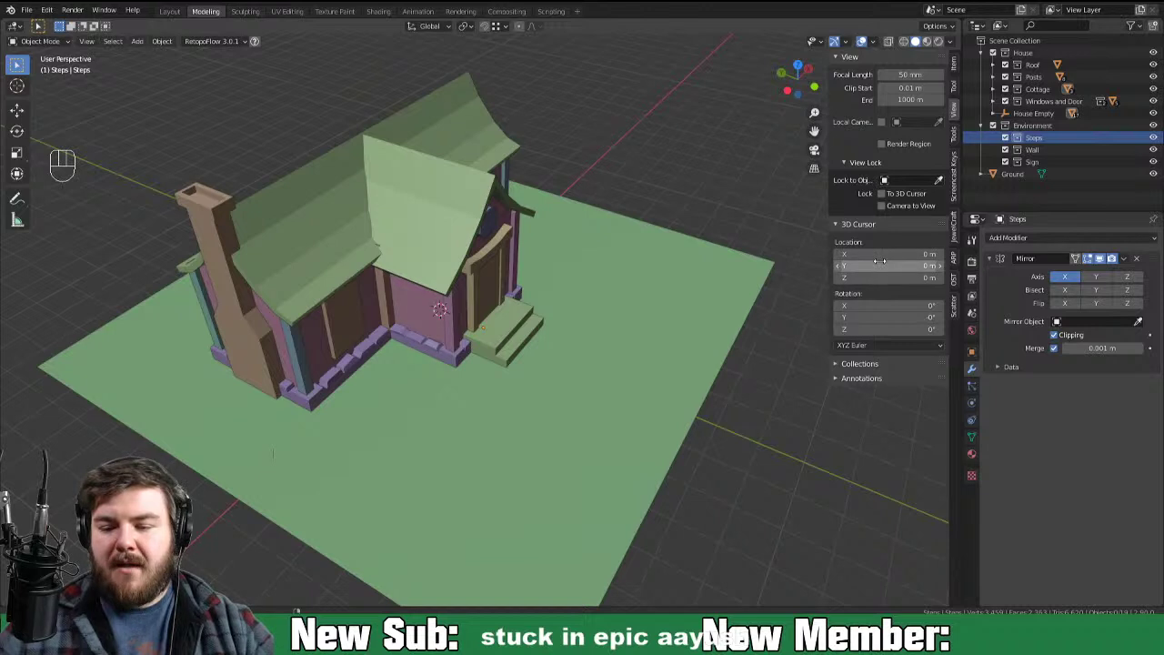
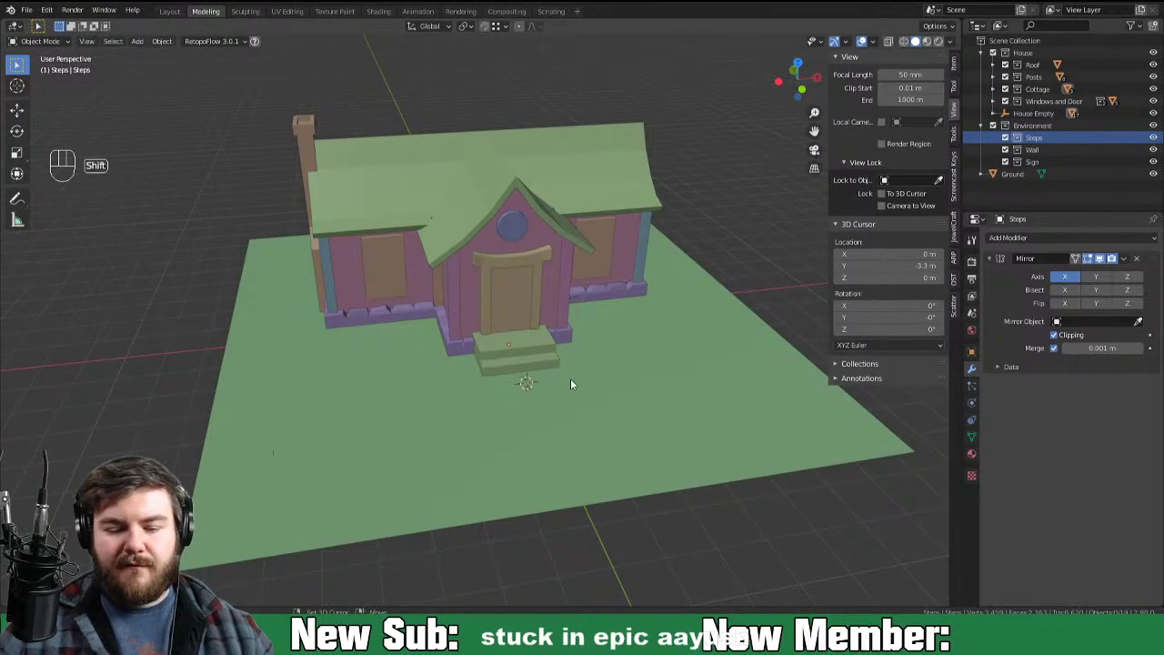
# Step: Add an empty at the cursor, name it Steps Empty and place it in the Steps collection
pyautogui.press('shift+a')
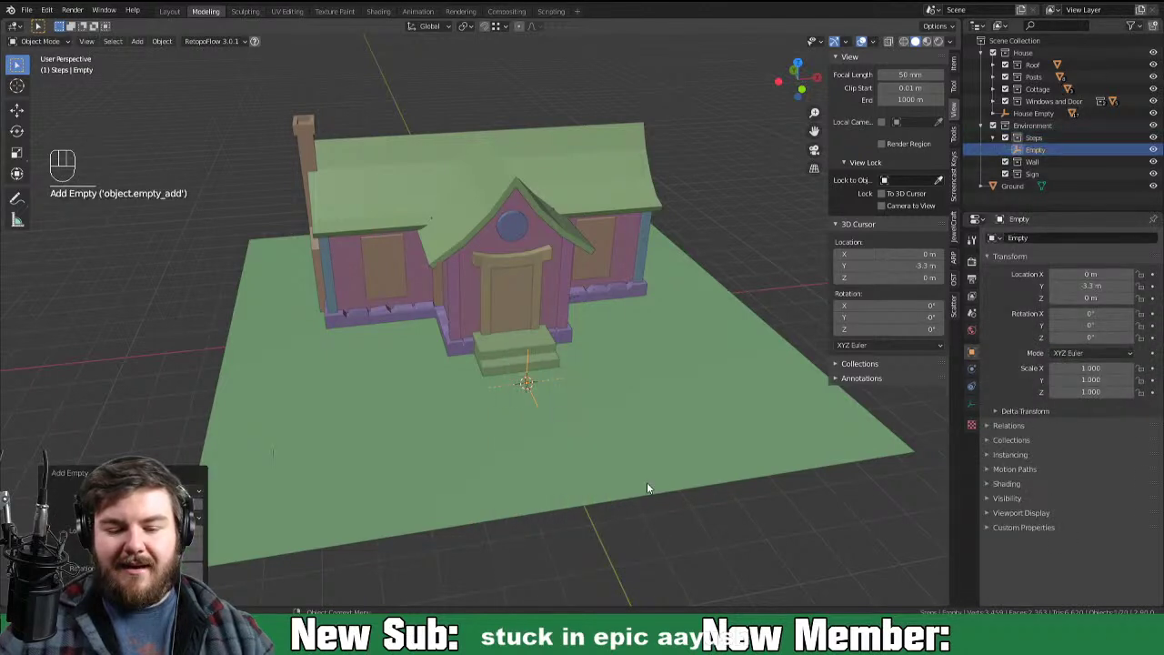
pyautogui.moveTo(1040, 155); pyautogui.dragTo(938, 24)
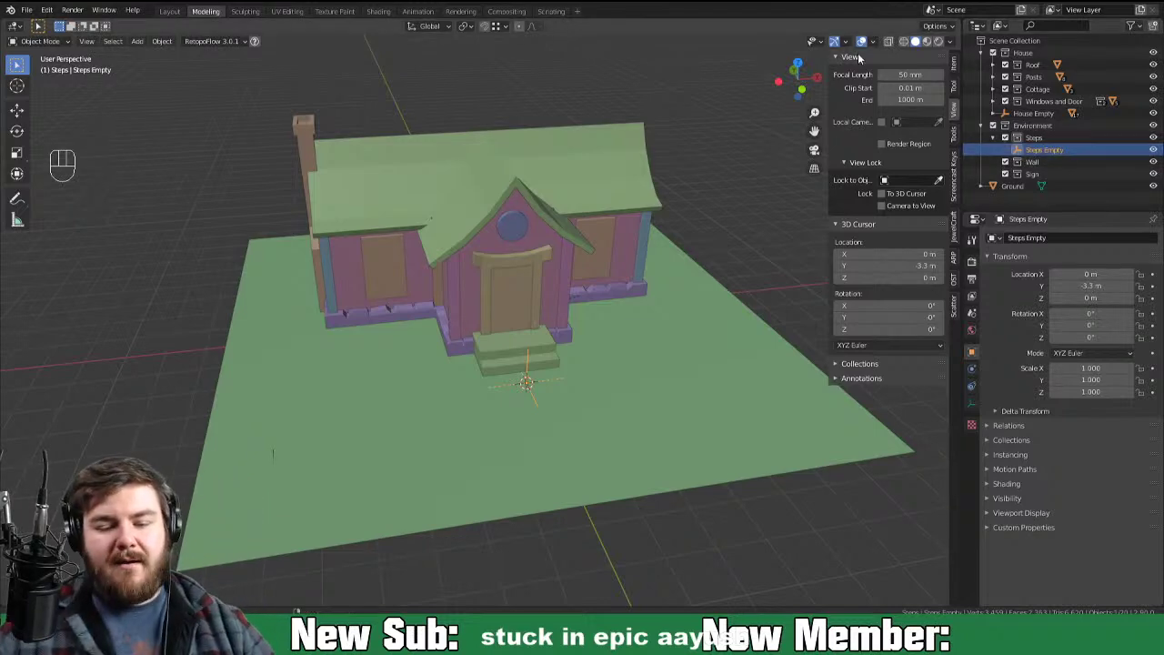
pyautogui.moveTo(582, 450); pyautogui.dragTo(566, 448)
pyautogui.moveTo(617, 367); pyautogui.dragTo(586, 319)
pyautogui.press('n')
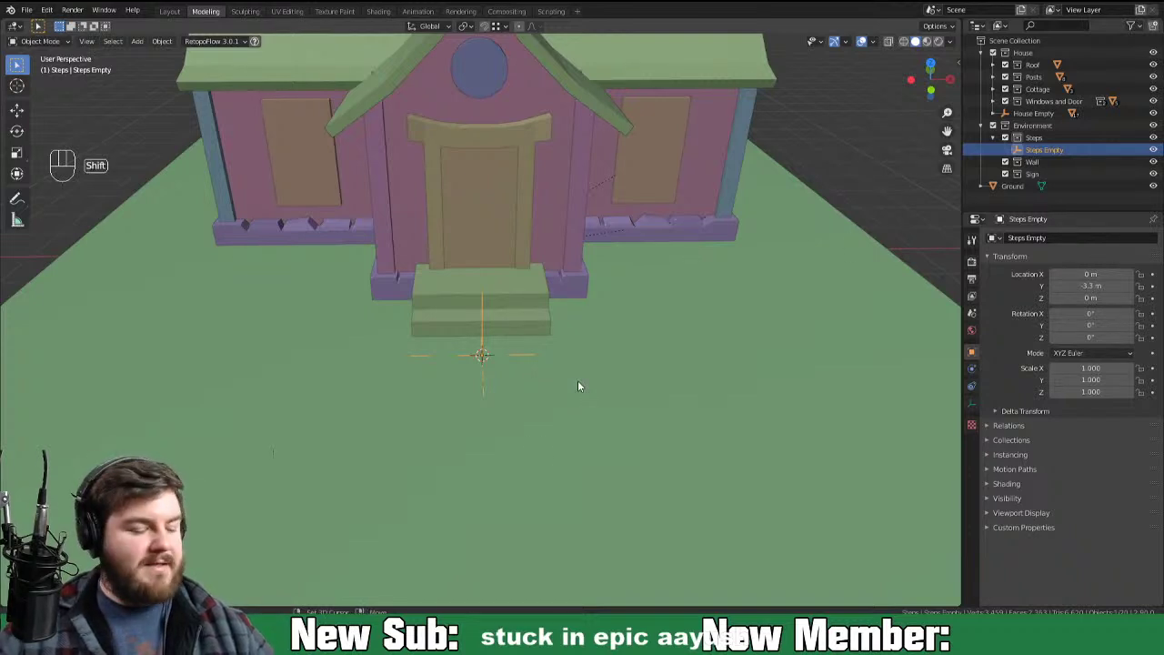
# Step: Add a cube named Step in the Steps collection and shrink it down
pyautogui.press('shift+a')
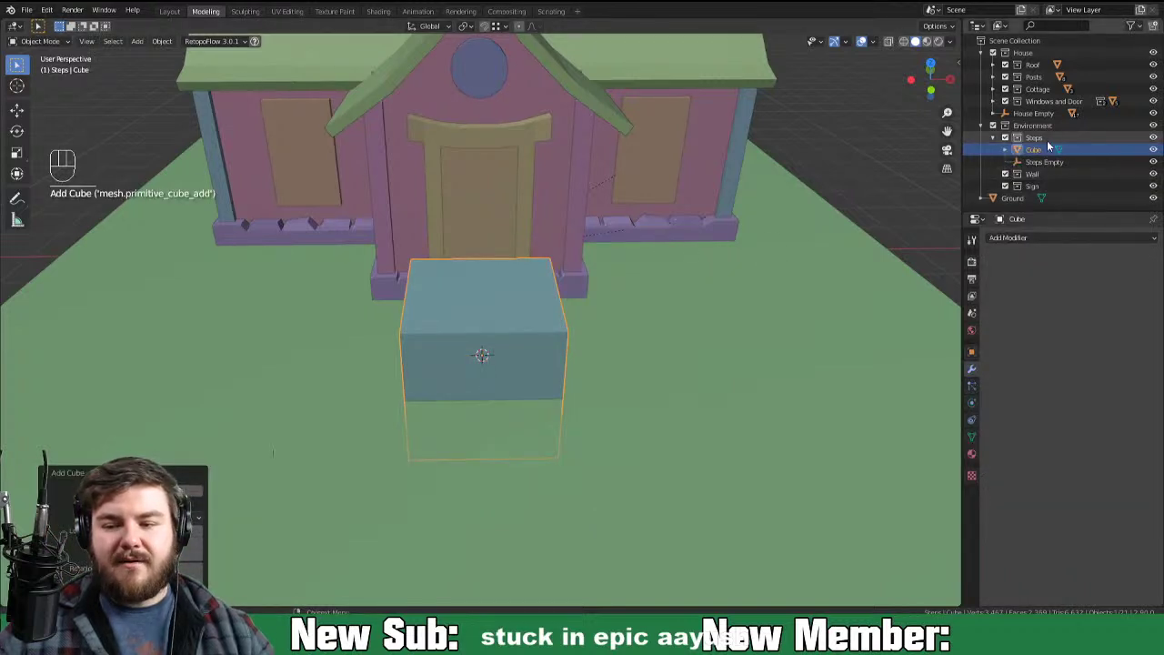
pyautogui.click(1041, 158)
pyautogui.moveTo(1040, 158); pyautogui.dragTo(1010, 158)
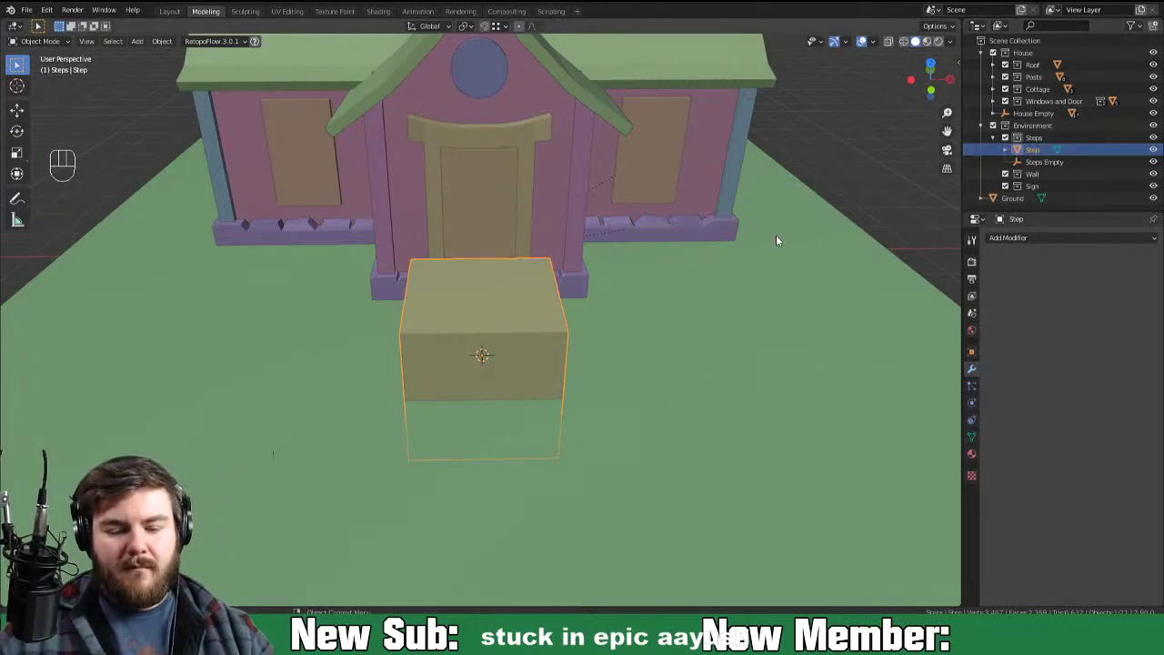
pyautogui.press('Tab')
pyautogui.press('s')
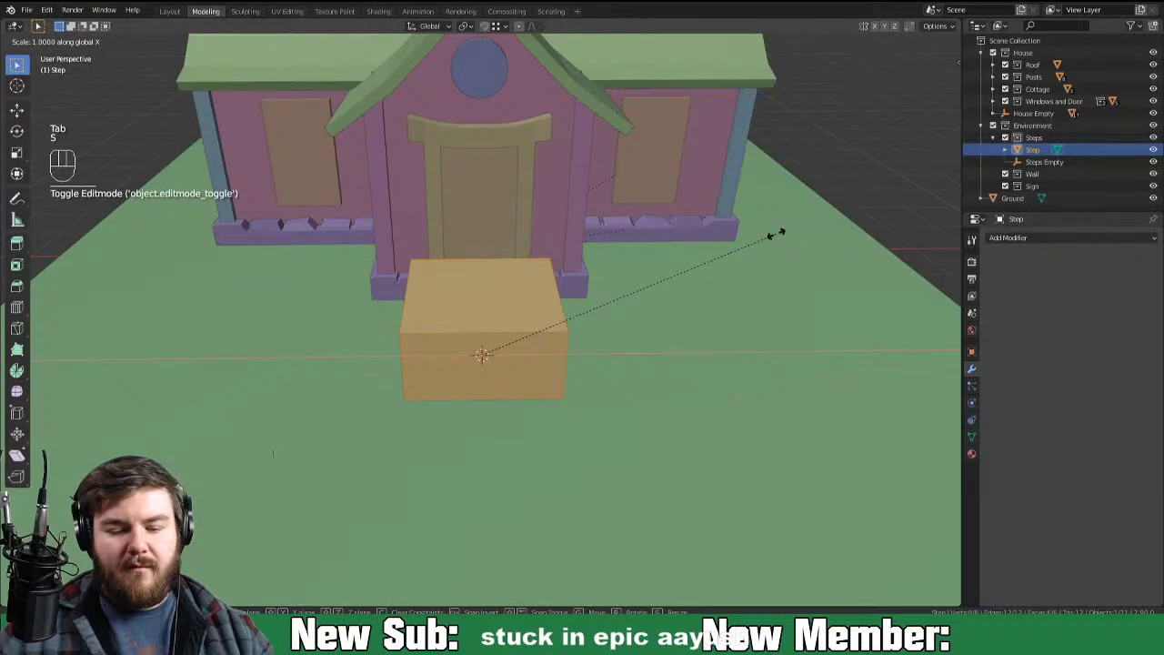
pyautogui.press('s')
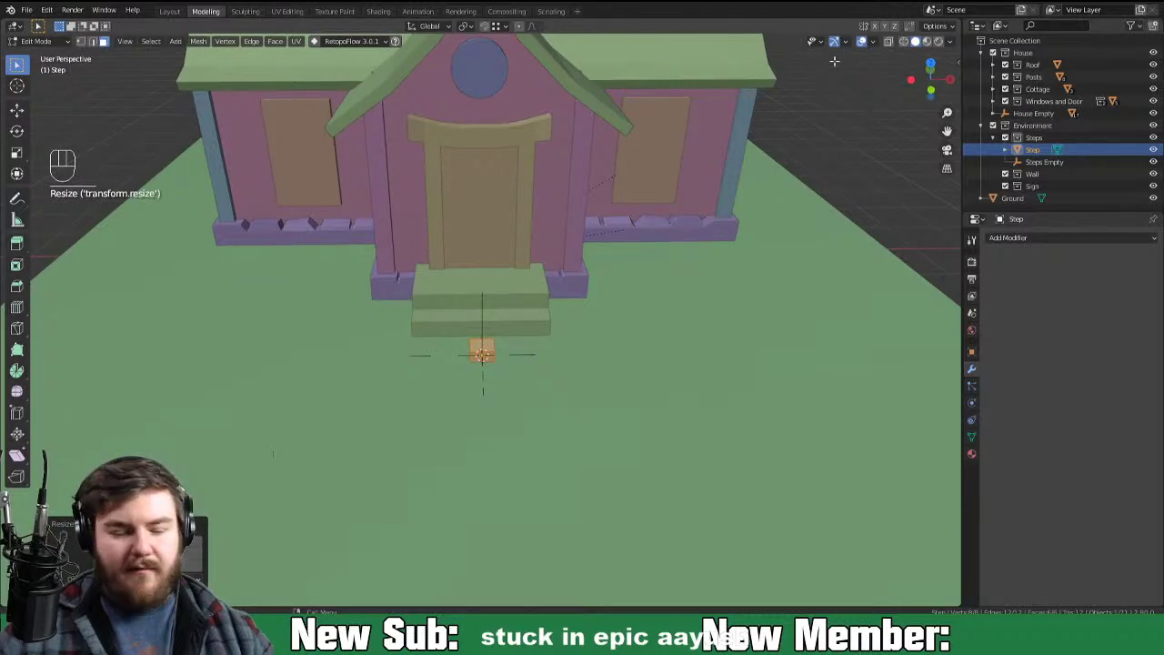
# Step: Lift the Step onto the ground, flatten it into a thin slab and widen it horizontally
pyautogui.press('KP_1')
pyautogui.press('g')
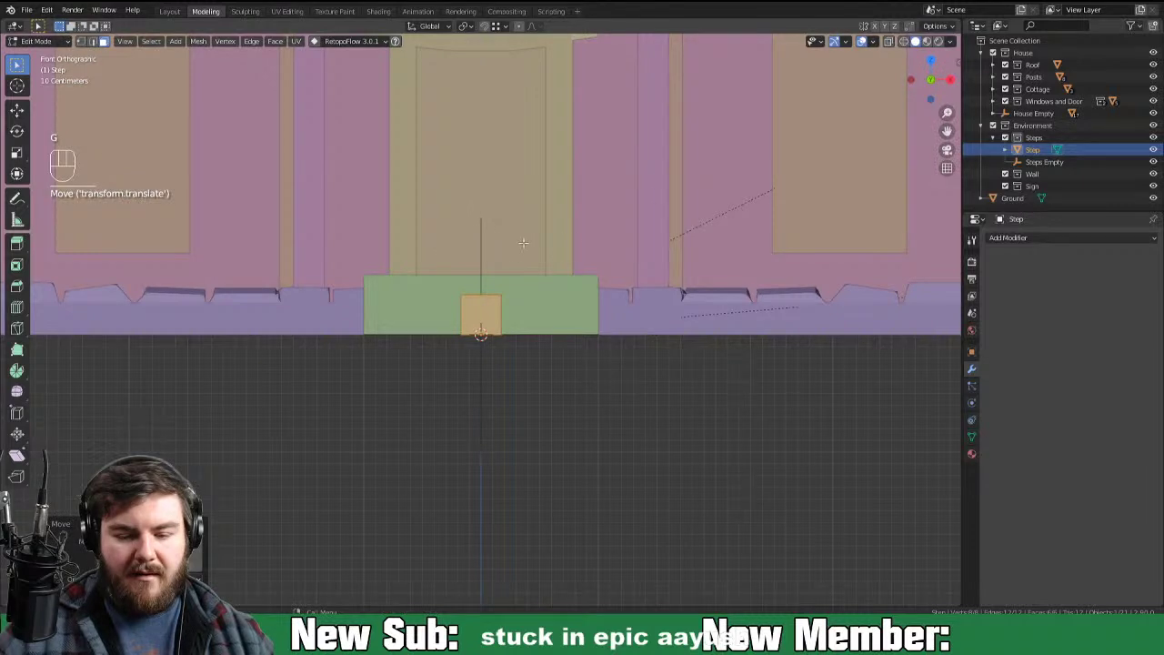
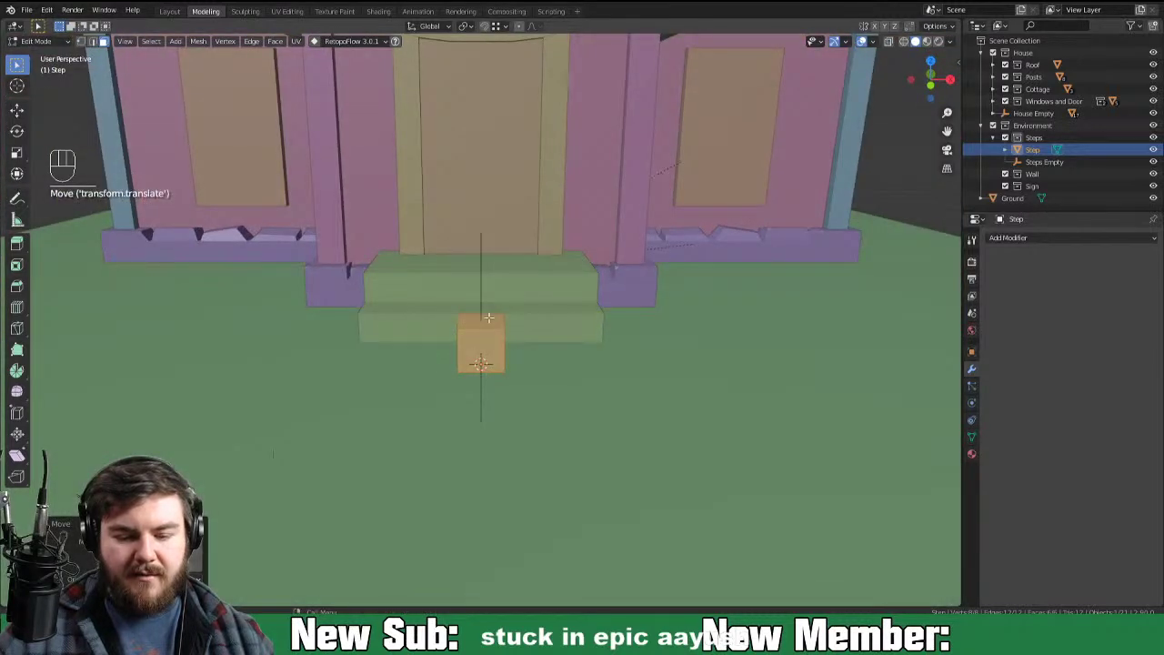
pyautogui.press('g')
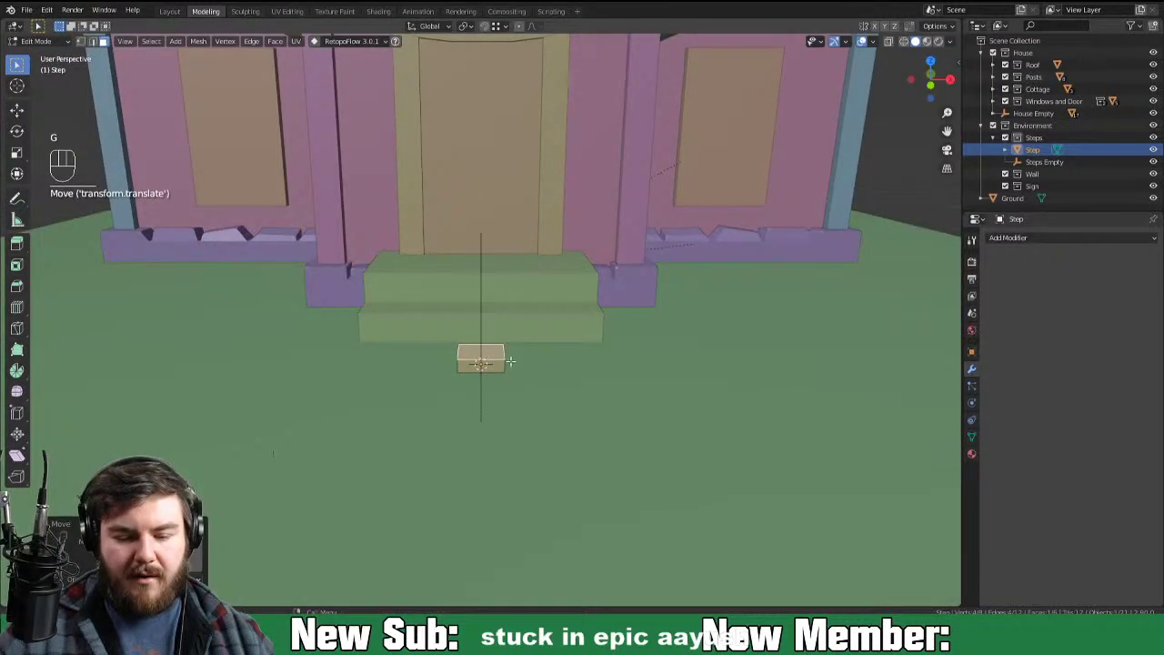
pyautogui.press('a')
pyautogui.press('s')
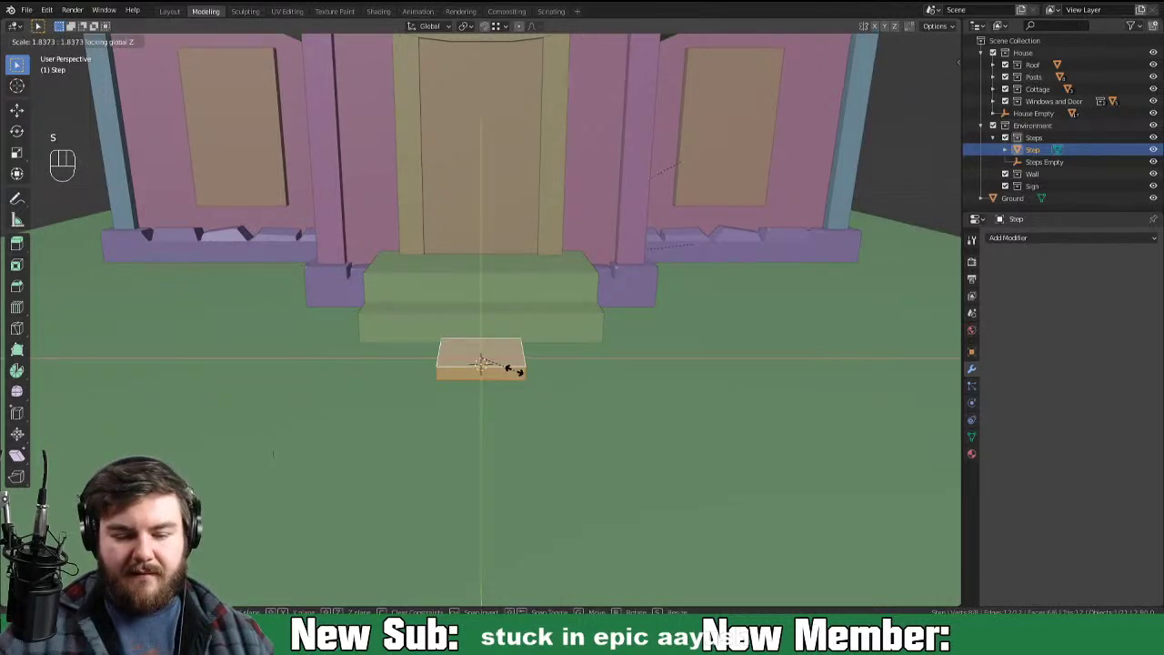
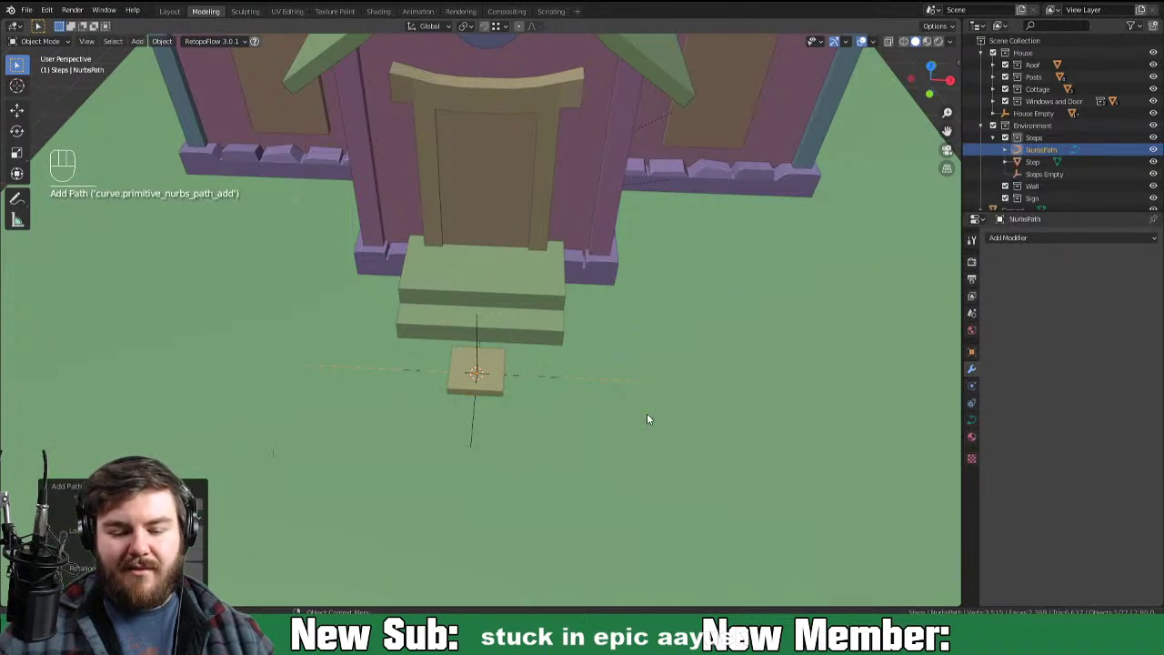
# Step: Move the path's points to start at the stepping stone and rename the curve Step Paths
pyautogui.press('Tab')
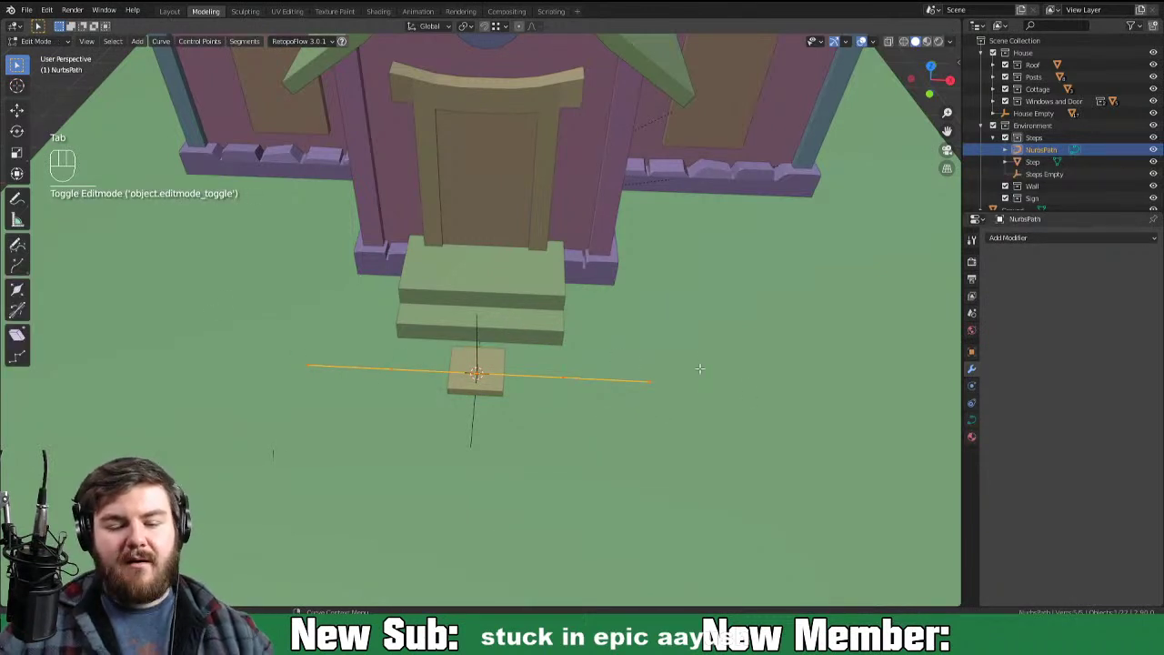
pyautogui.press('g')
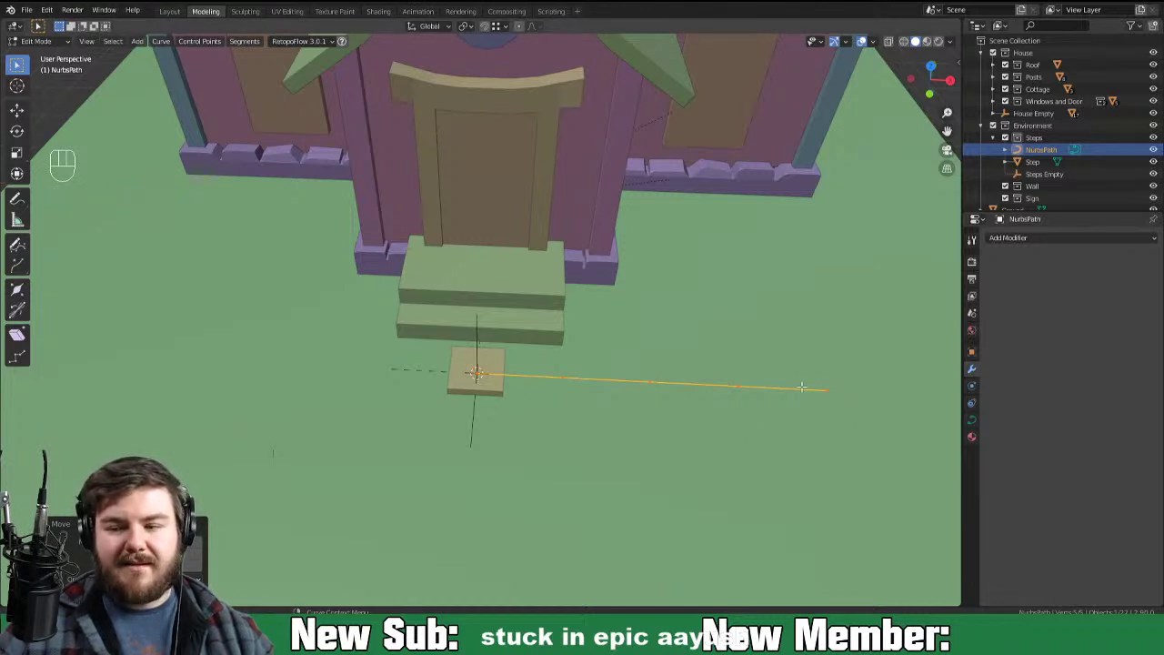
pyautogui.click(1057, 158)
pyautogui.moveTo(1055, 158); pyautogui.dragTo(1052, 140)
pyautogui.press('BackSpace')
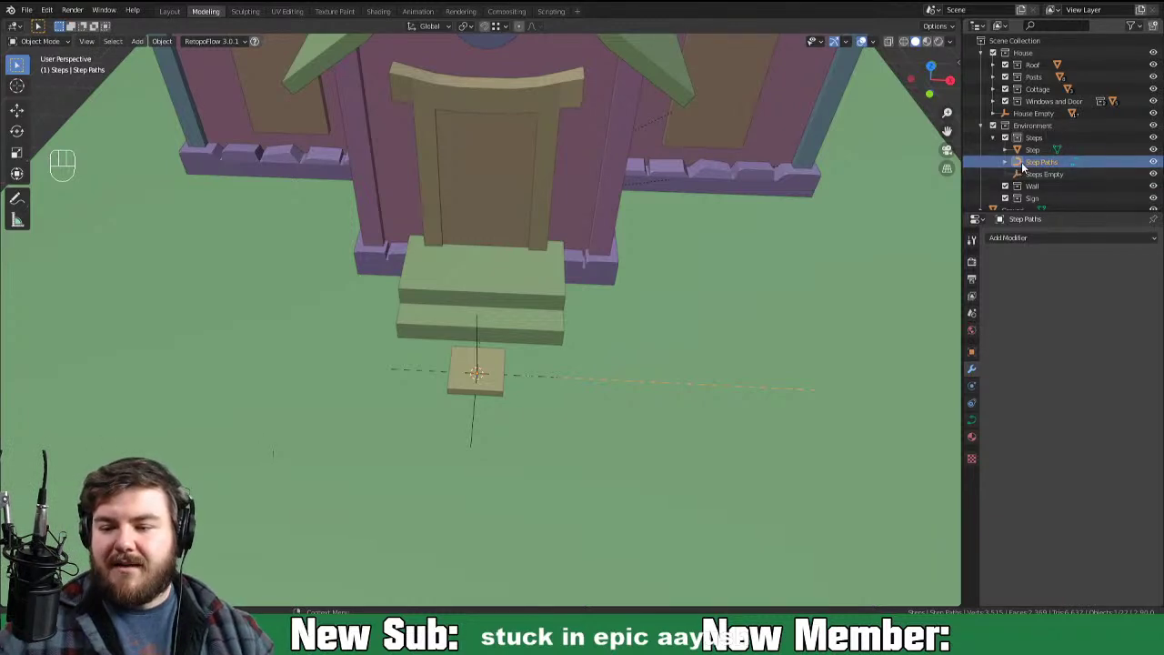
# Step: Parent Step and Step Paths under Steps Empty, then select the stepping stone for modifiers
pyautogui.click(1026, 167)
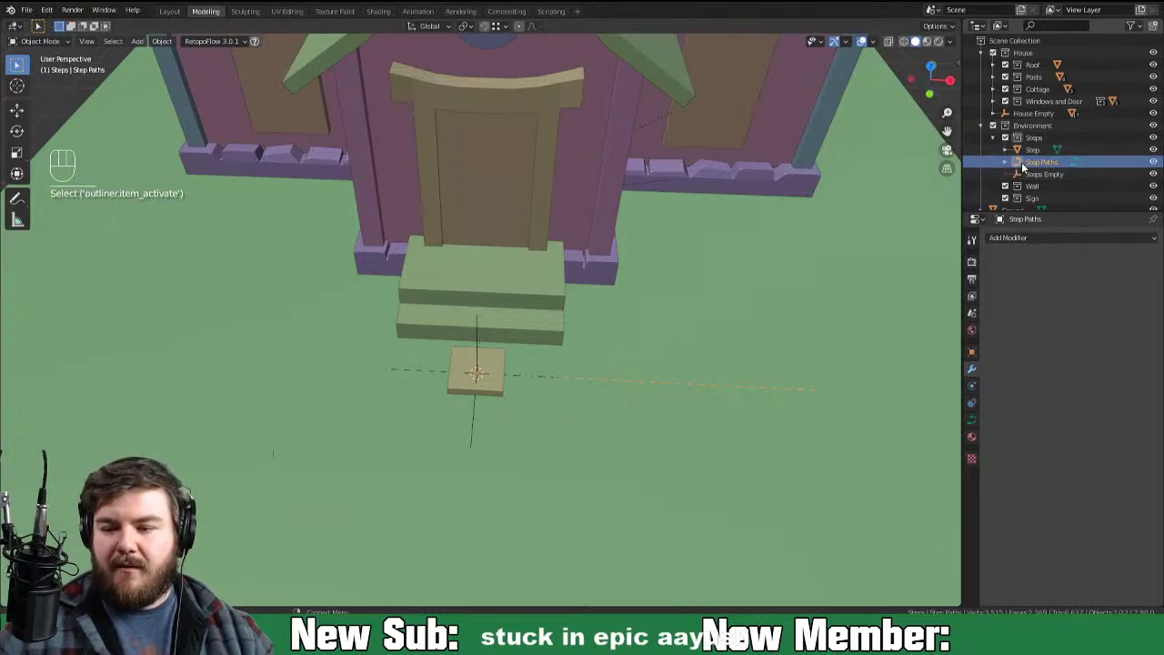
pyautogui.click(1024, 169)
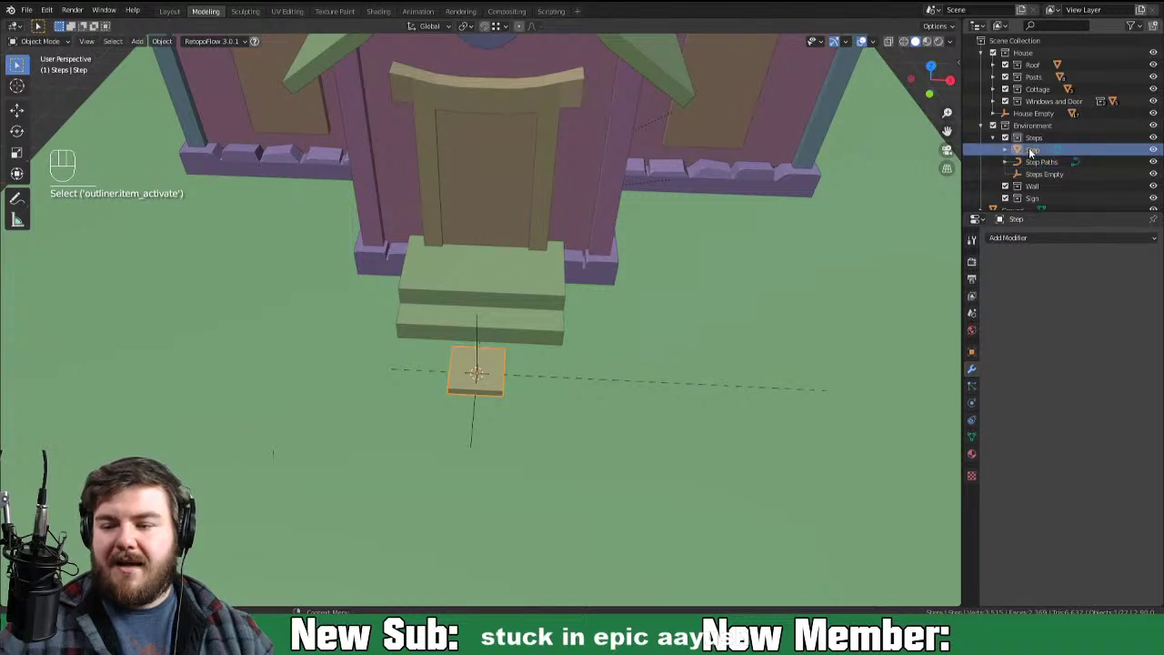
pyautogui.click(1026, 174)
pyautogui.moveTo(1033, 158); pyautogui.dragTo(1056, 182)
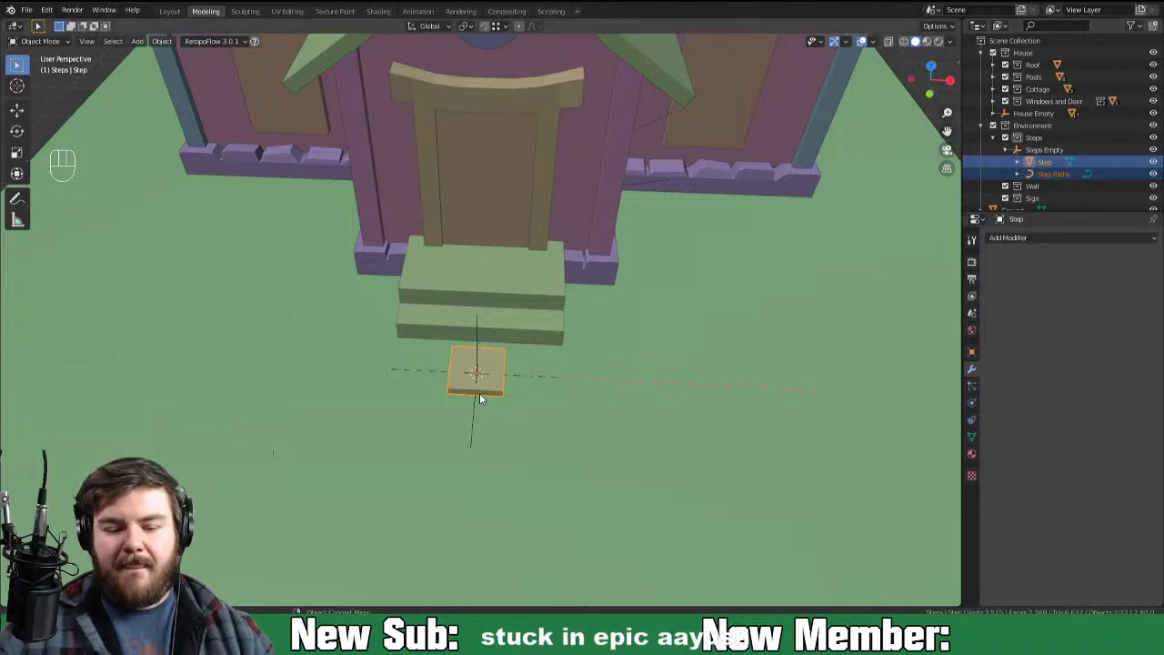
pyautogui.click(494, 384)
pyautogui.click(487, 395)
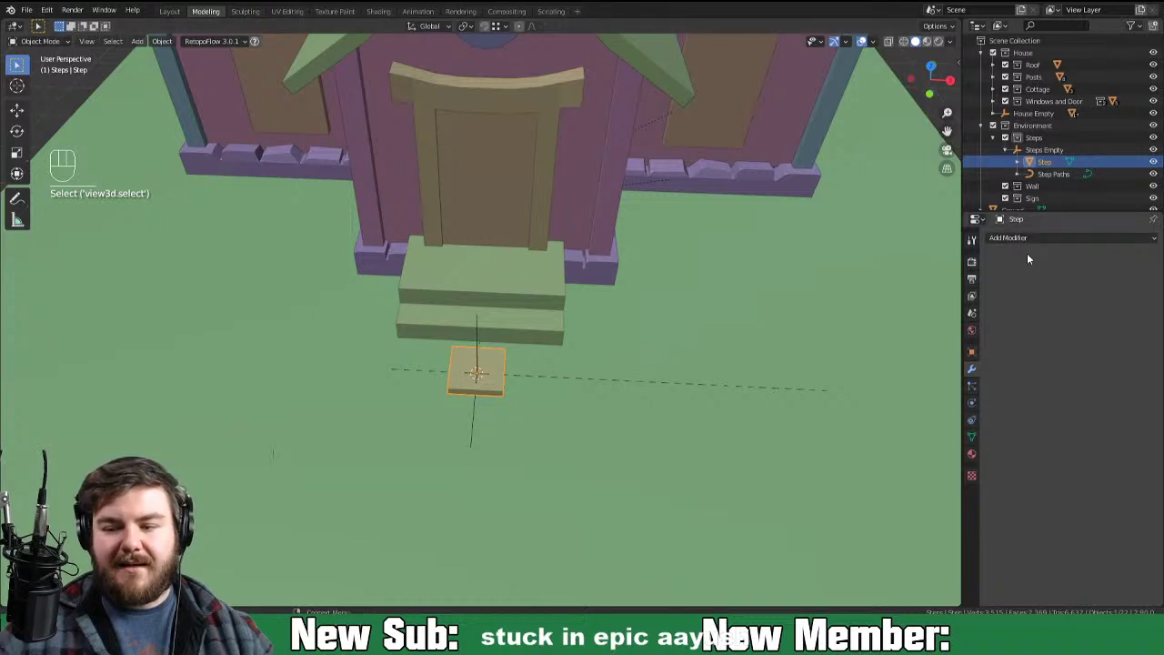
# Step: Subdivide the Step slab at level 2, widen its top face and loop-cut the rim into a rounded disc
pyautogui.moveTo(1031, 251); pyautogui.dragTo(929, 440)
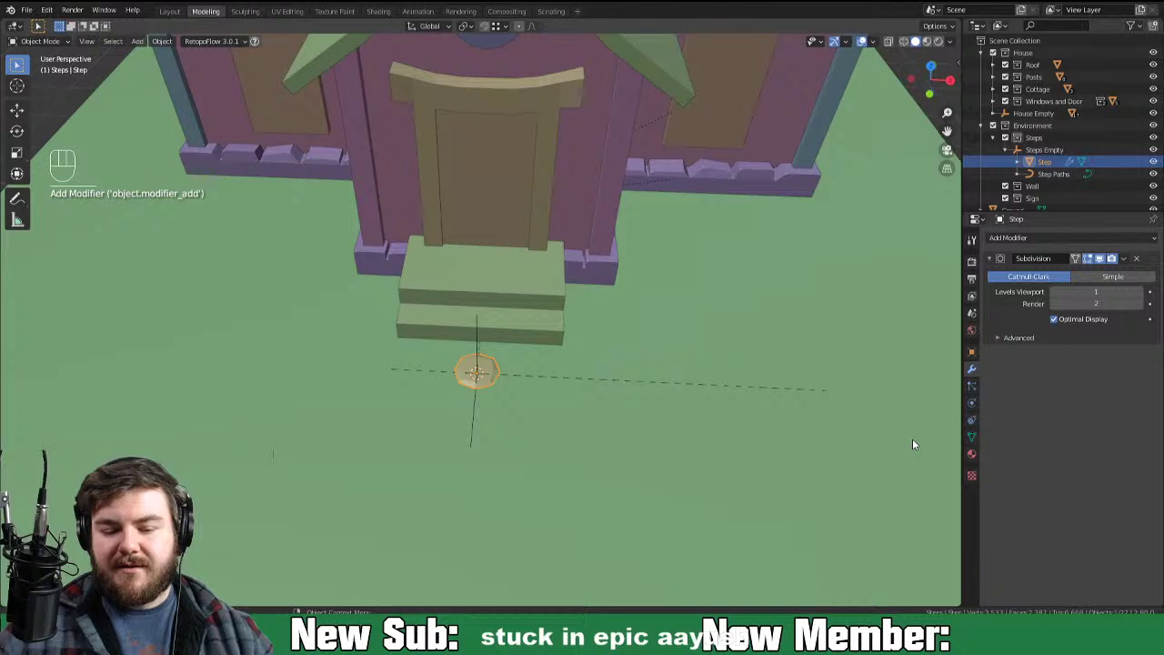
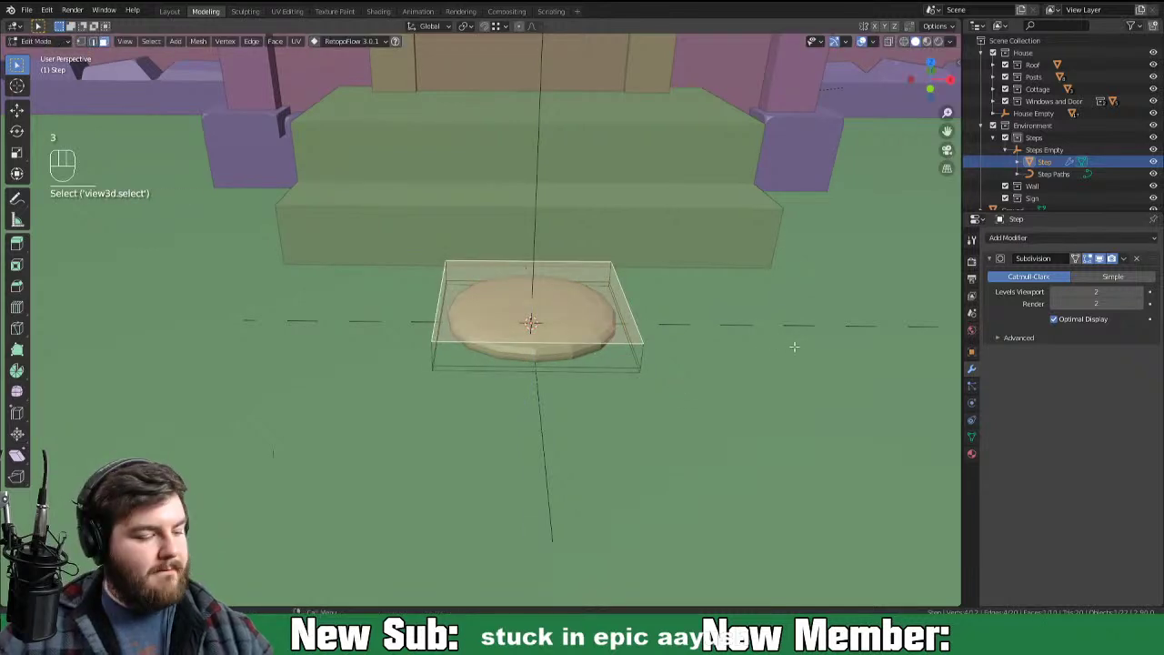
pyautogui.press('s')
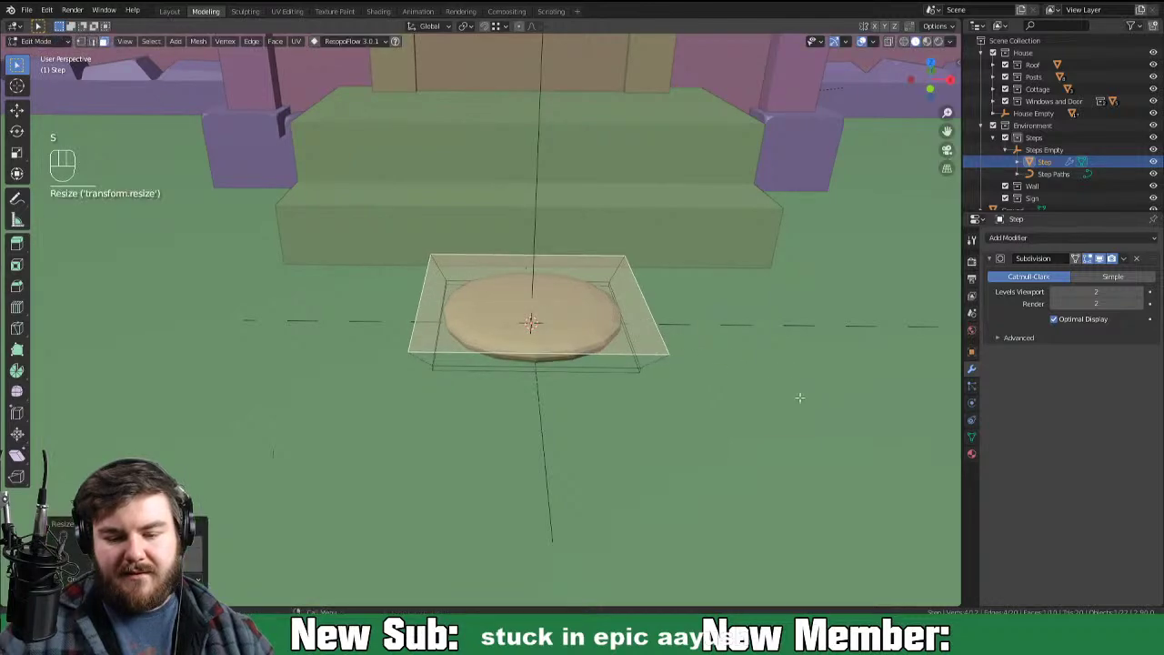
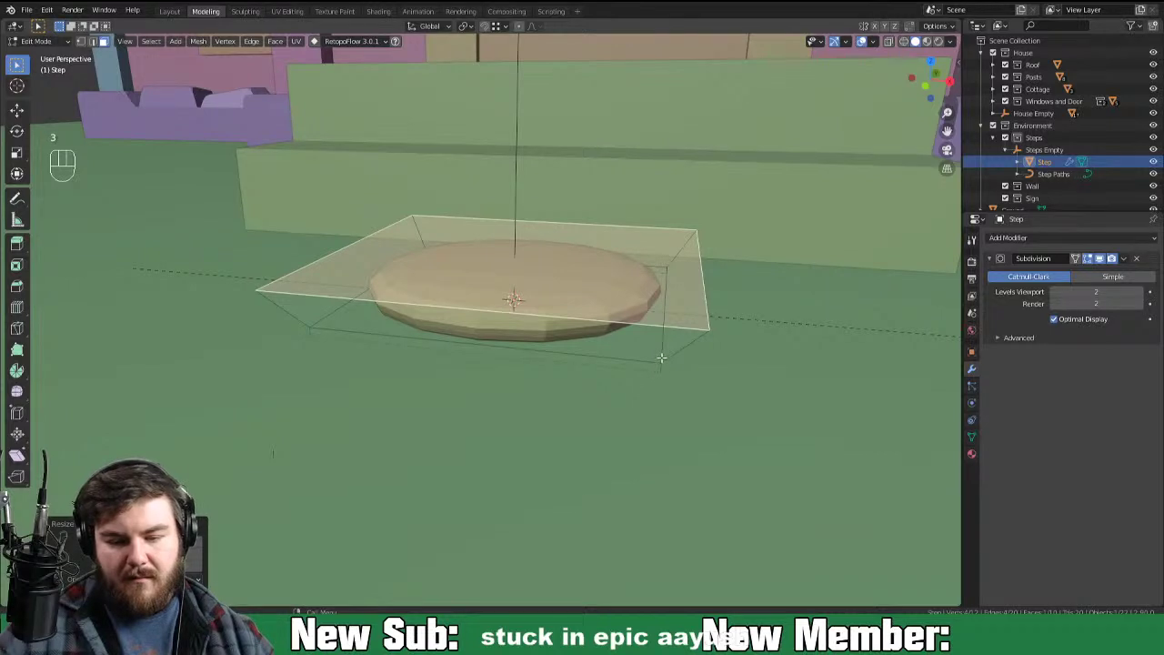
pyautogui.press('ctrl+r')
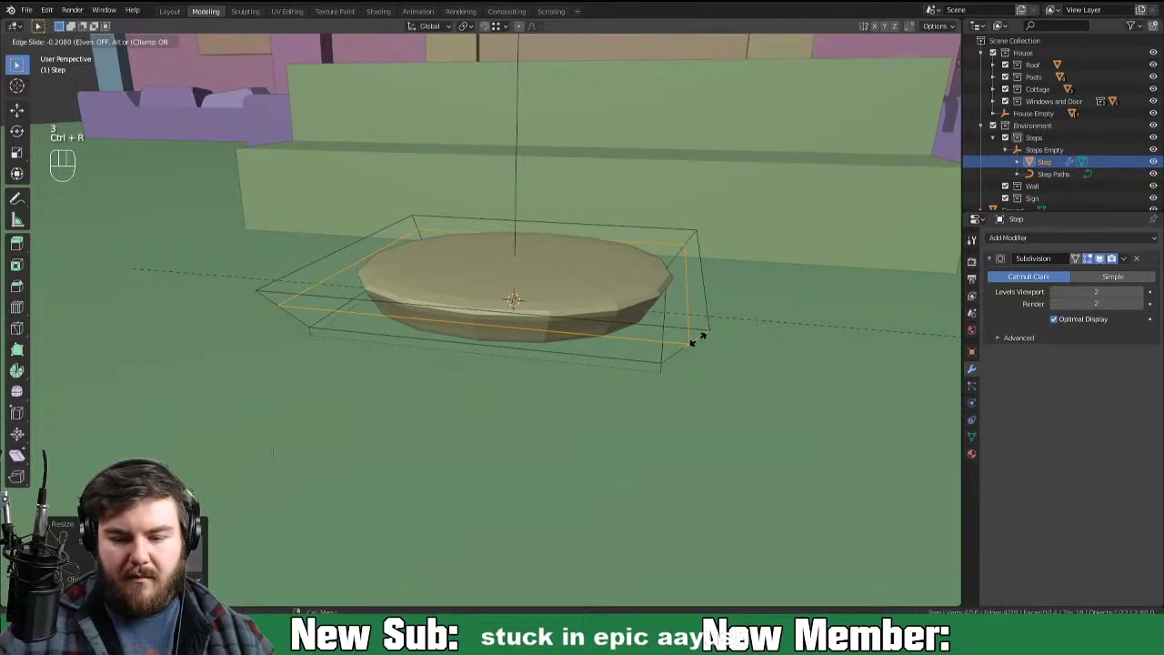
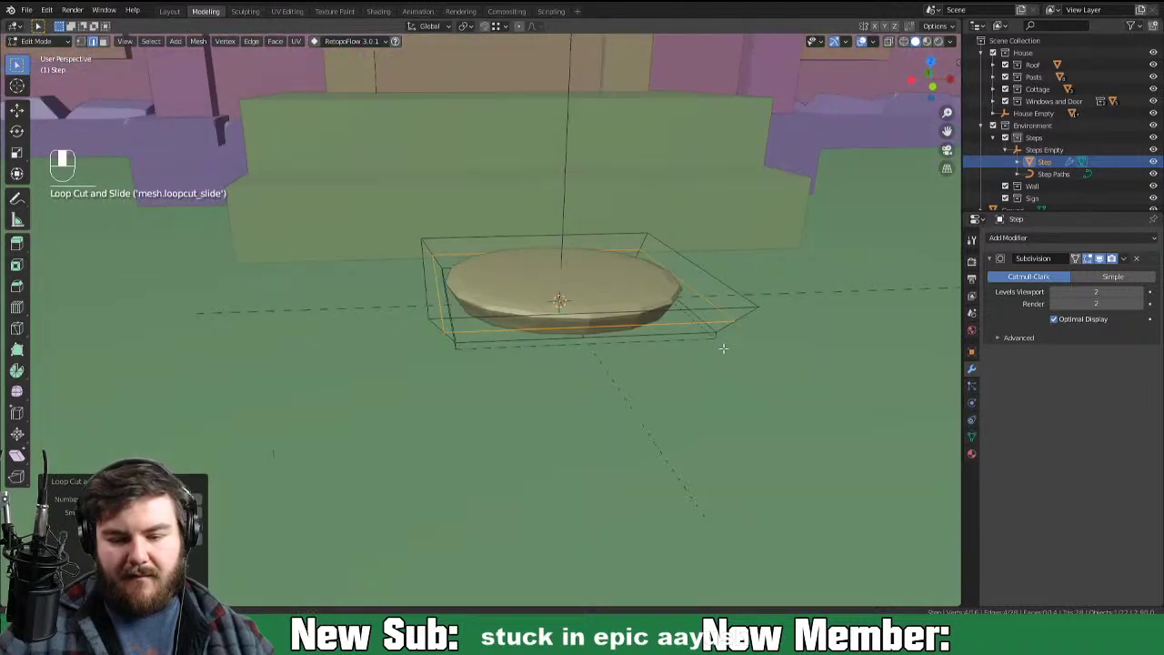
pyautogui.press('Tab')
pyautogui.moveTo(647, 334); pyautogui.dragTo(626, 362)
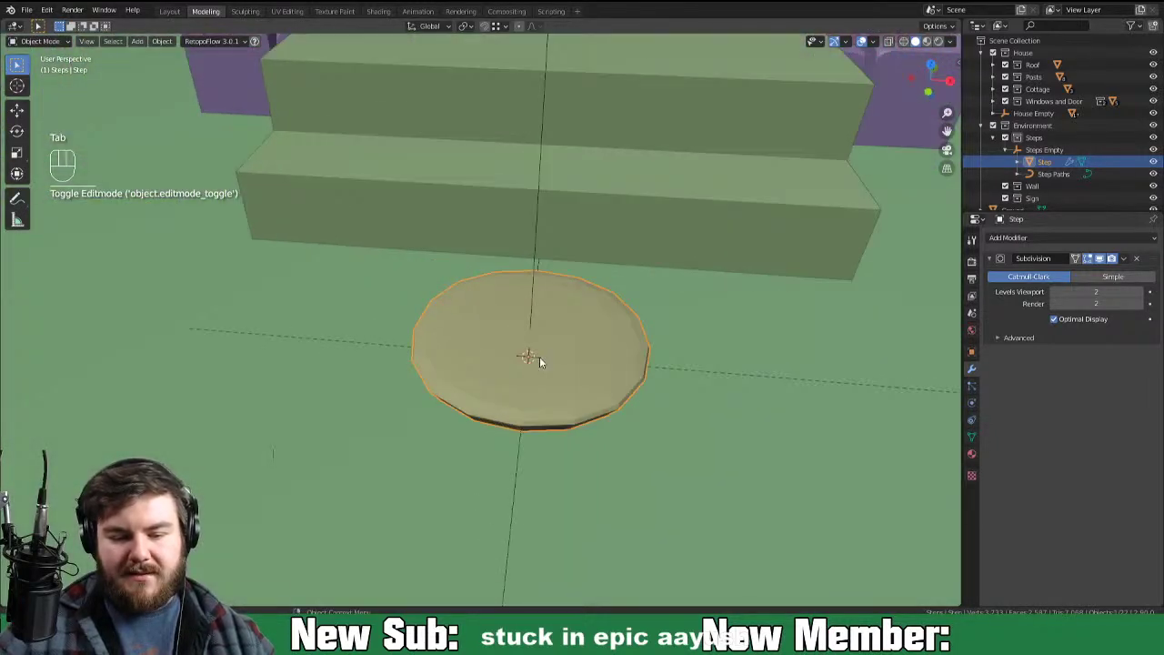
# Step: Stack two Array modifiers on the stepping stone
pyautogui.middleClick(620, 361)
pyautogui.middleClick(575, 370)
pyautogui.moveTo(1058, 246); pyautogui.dragTo(937, 275)
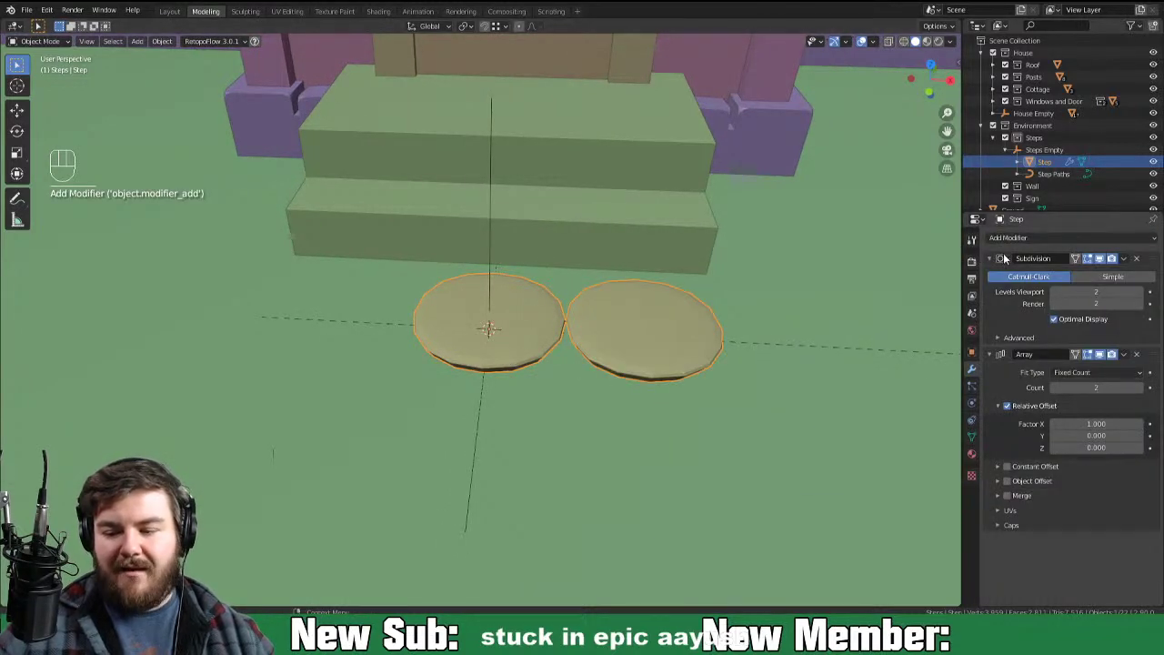
pyautogui.moveTo(1053, 250); pyautogui.dragTo(936, 267)
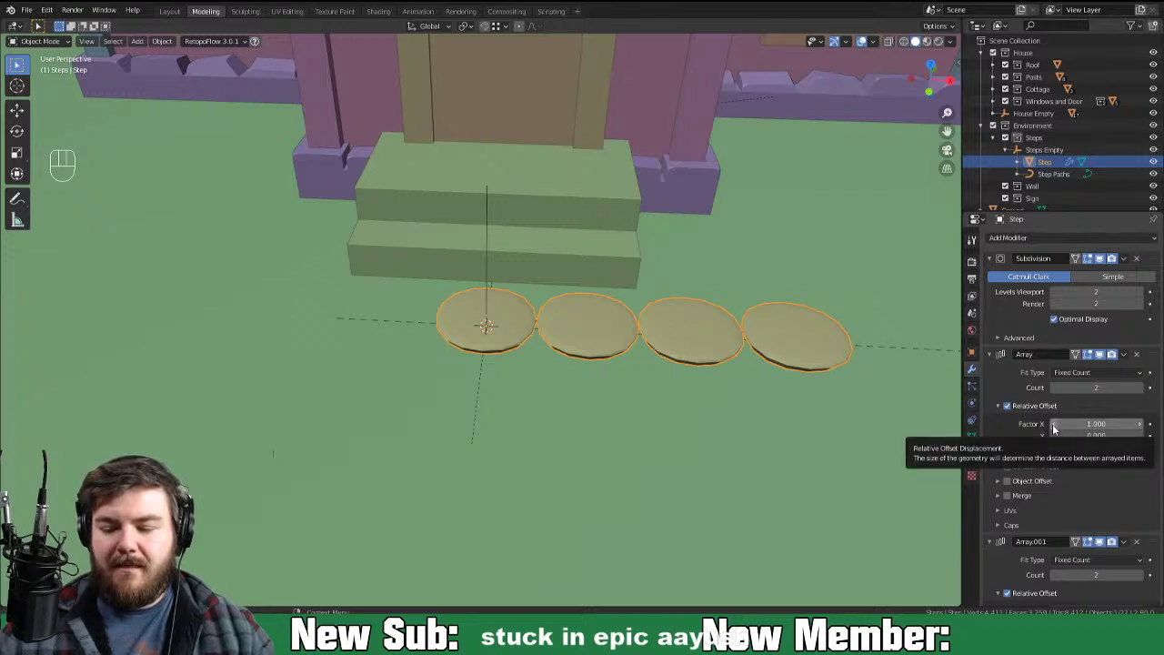
# Step: Set the first Array's relative offset to X 0.6, Y 0.9 so the stones overlap diagonally
pyautogui.doubleClick(1055, 433)
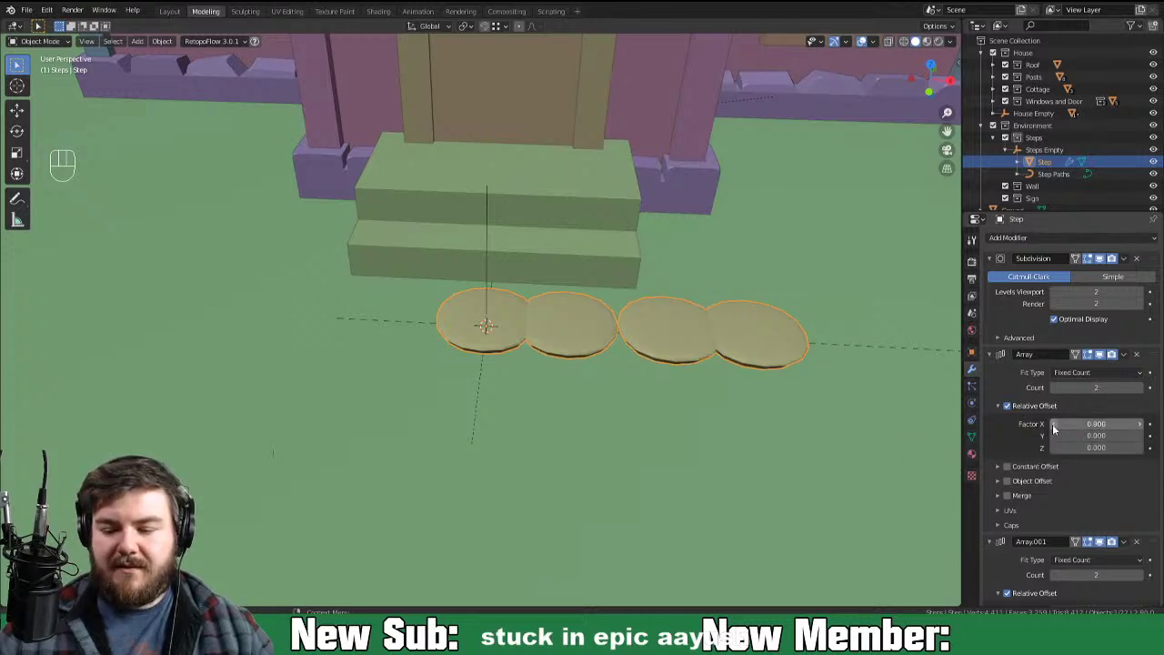
pyautogui.click(1144, 443)
pyautogui.click(1144, 444)
pyautogui.click(1144, 444)
pyautogui.click(1145, 444)
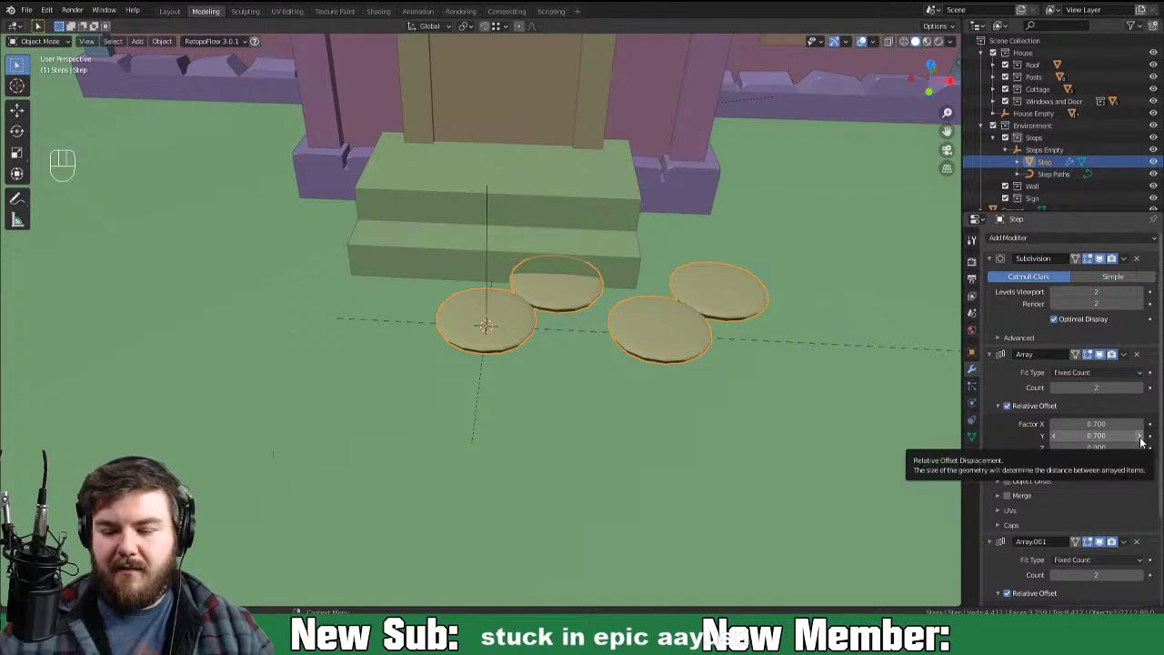
pyautogui.click(1143, 438)
pyautogui.moveTo(728, 348); pyautogui.dragTo(627, 382)
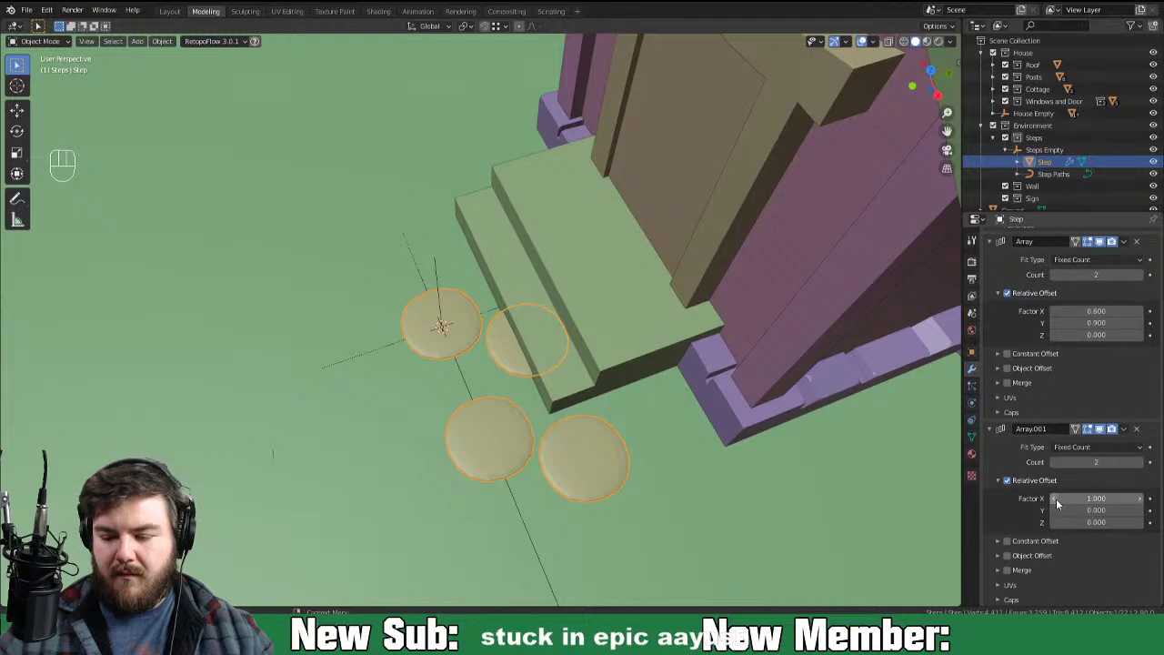
# Step: Set Array.001's relative X offset to 0.7, giving a cluster of four stones
pyautogui.doubleClick(1059, 507)
pyautogui.click(1059, 507)
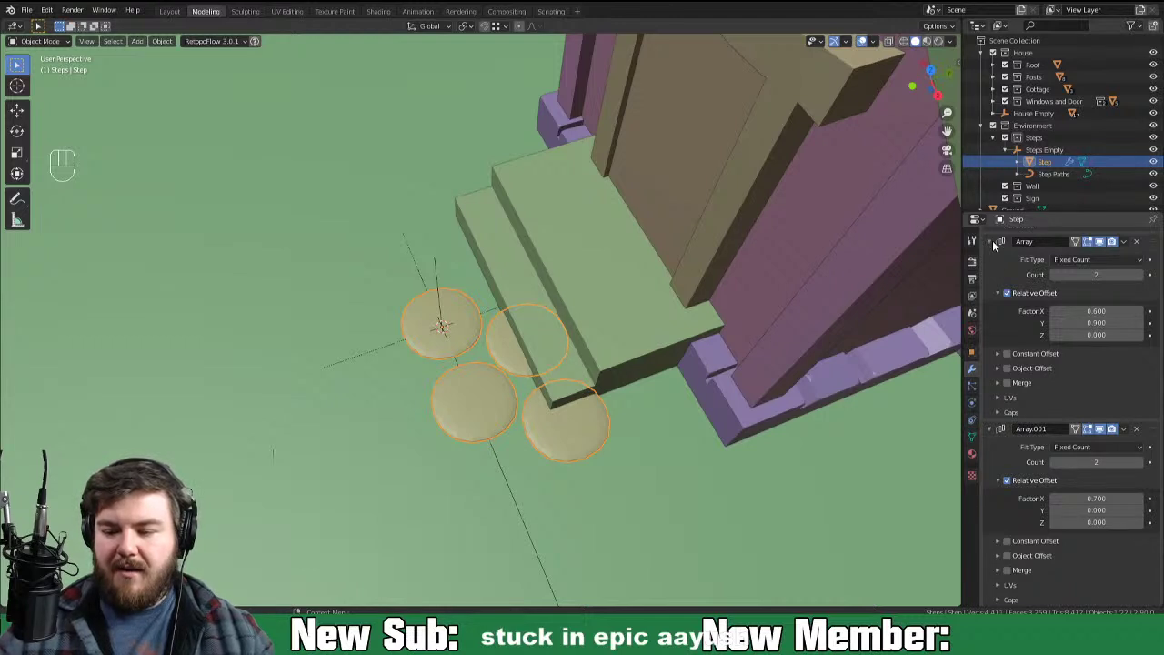
pyautogui.click(993, 248)
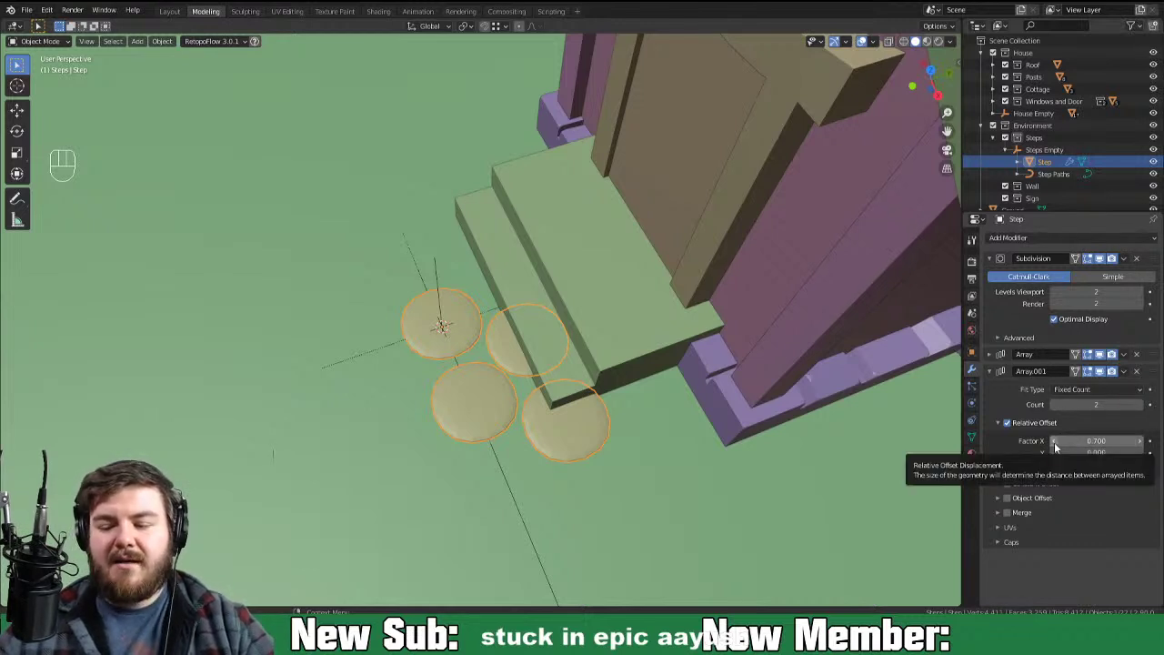
# Step: Fit Array.001 to the Step Paths curve, then subdivide the curve into more control points
pyautogui.moveTo(1104, 396); pyautogui.dragTo(1108, 436)
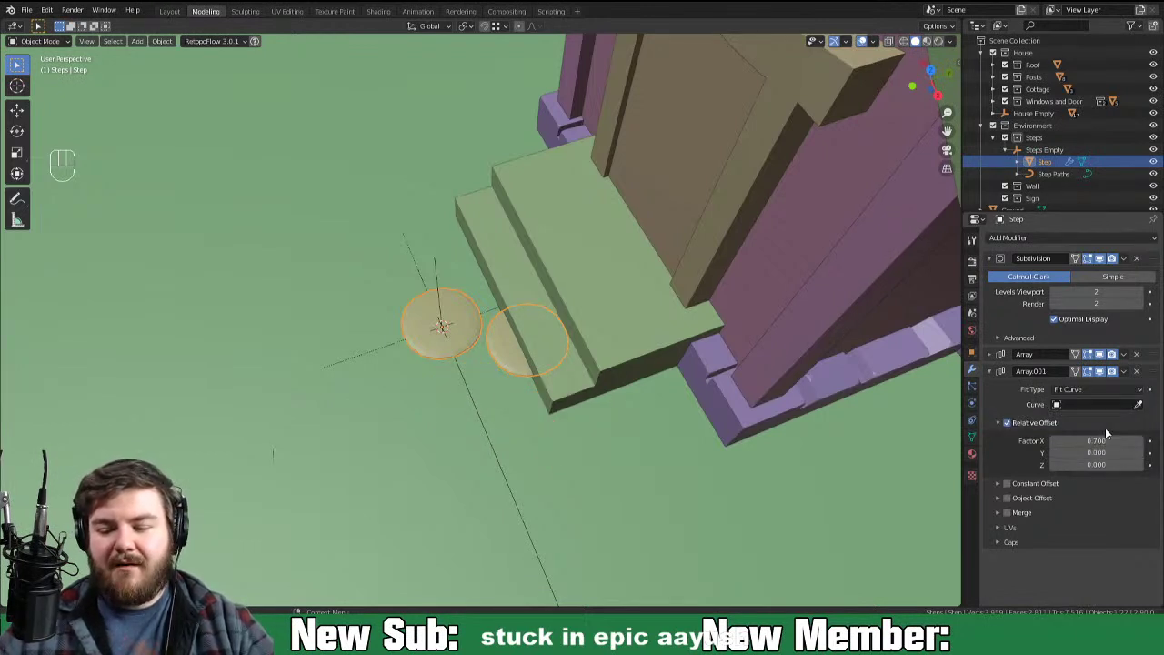
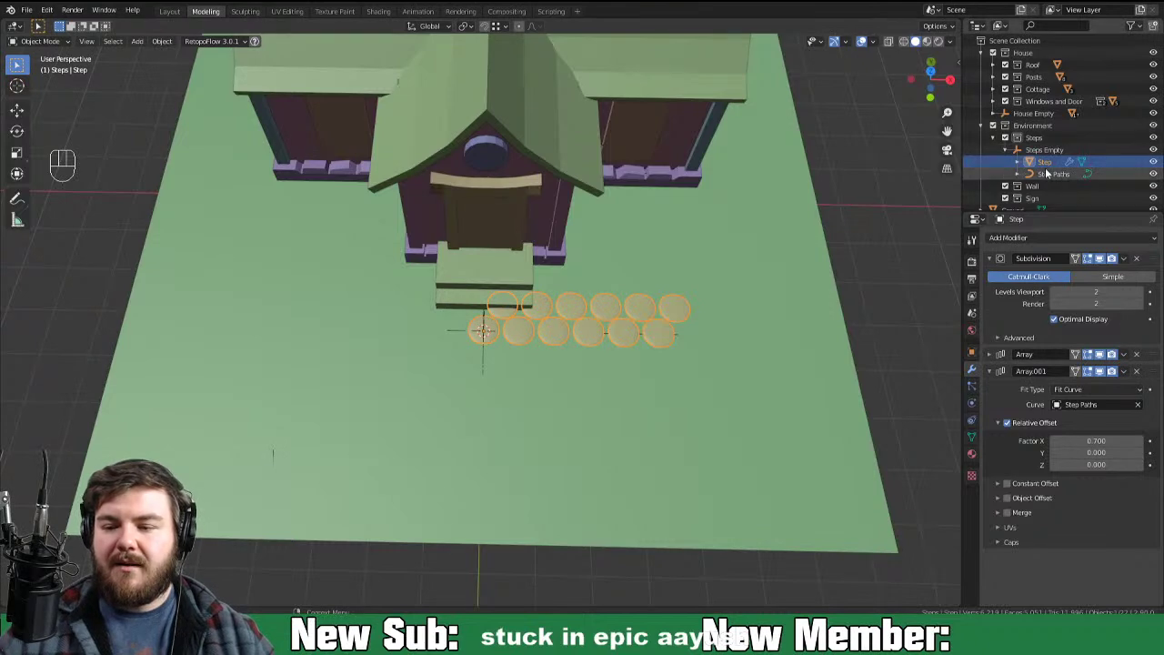
pyautogui.click(1048, 177)
pyautogui.press('Tab')
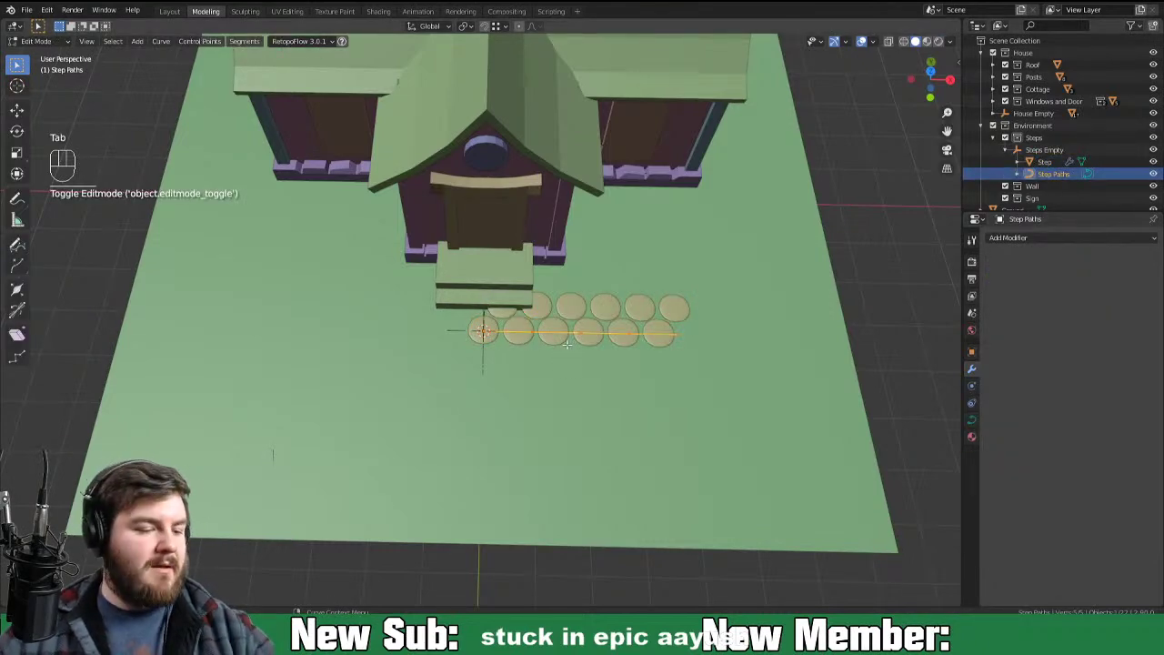
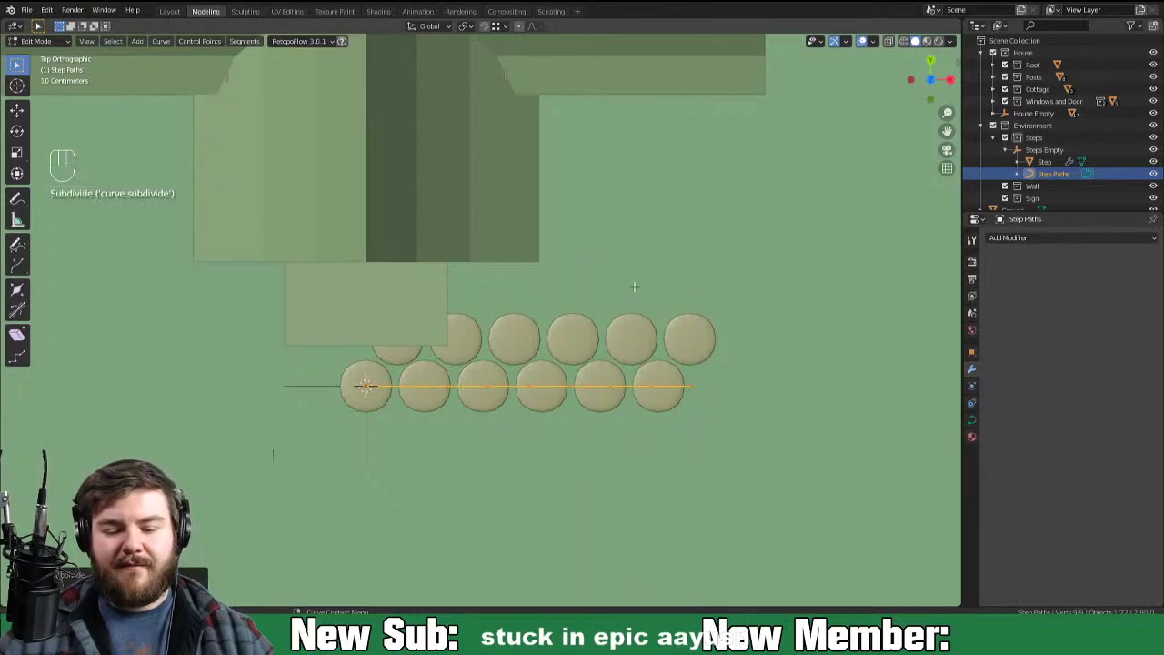
pyautogui.press('g')
pyautogui.press('o')
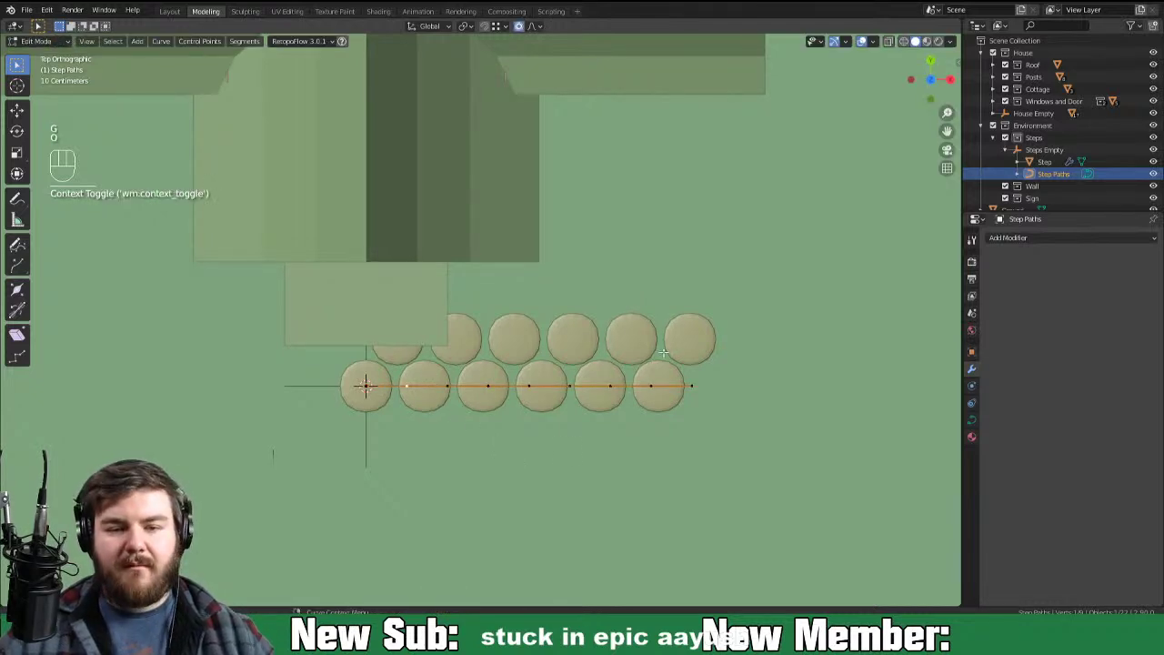
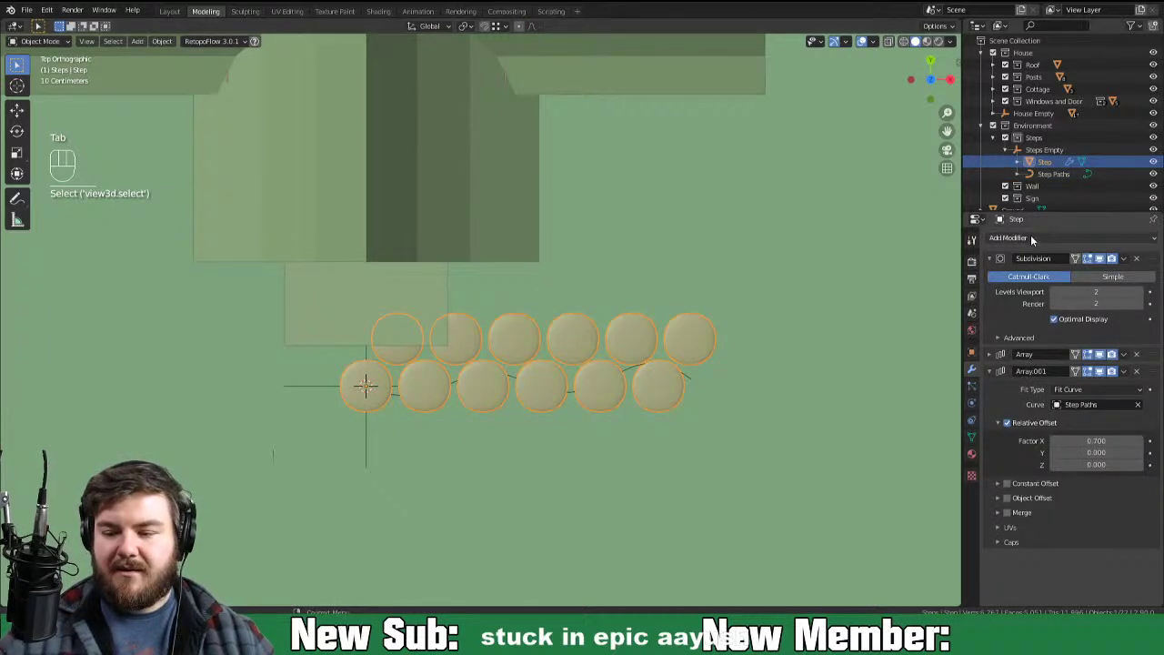
# Step: Deform the stones along Step Paths with a Curve modifier and drag the curve points into a longer line
pyautogui.moveTo(1034, 244); pyautogui.dragTo(1015, 296)
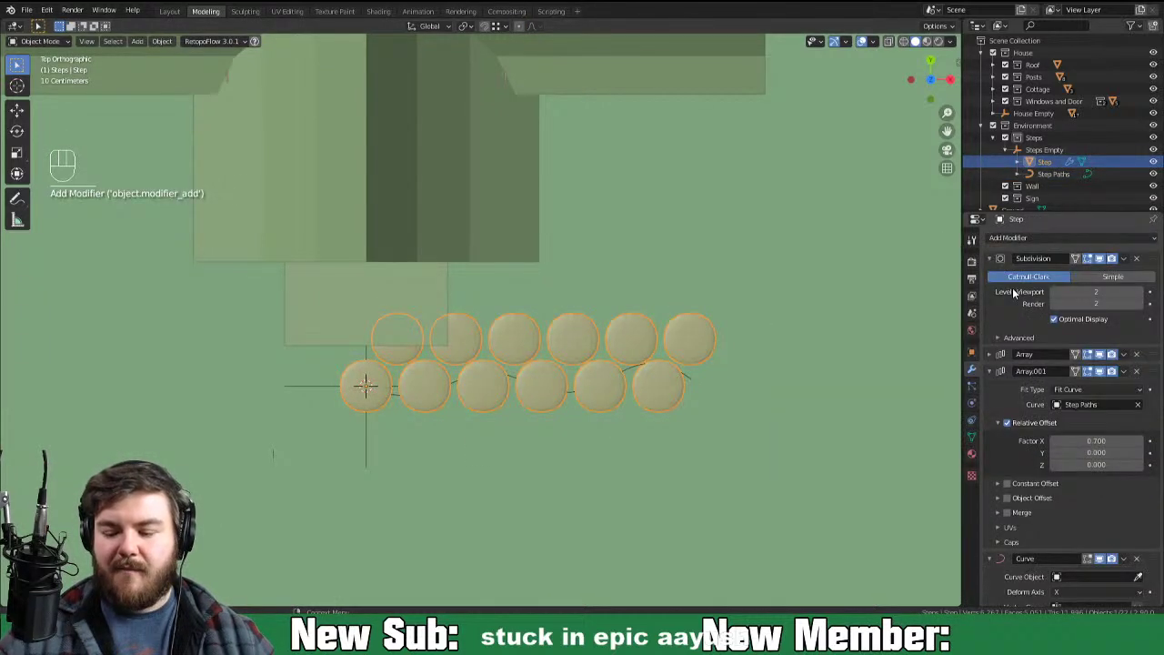
pyautogui.click(1062, 566)
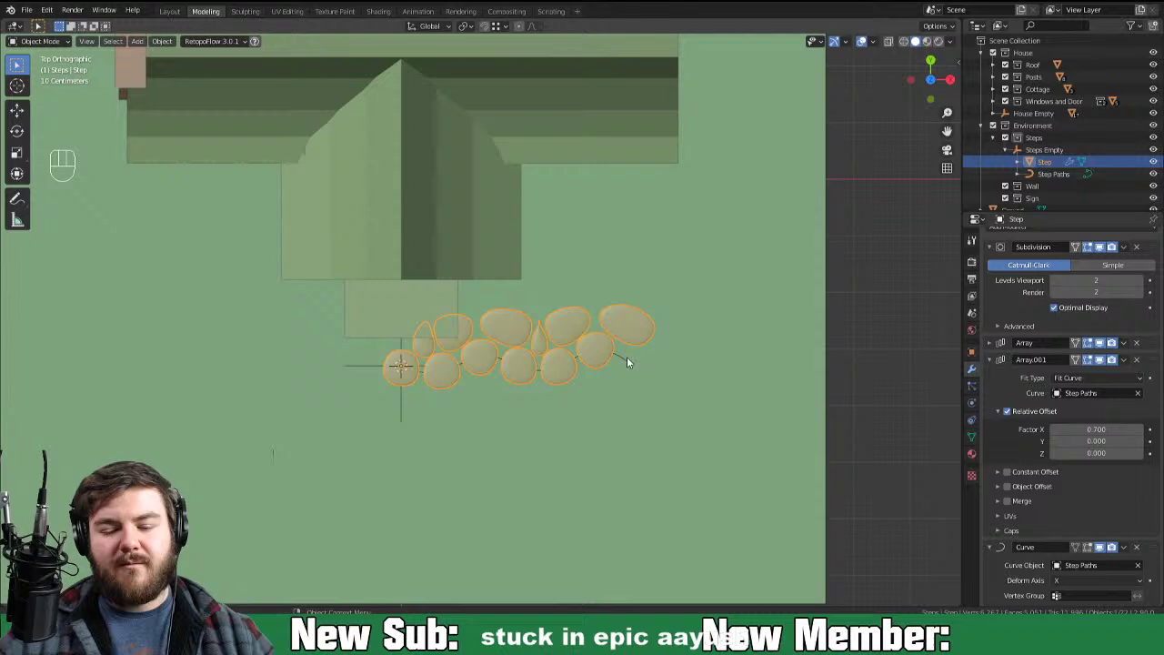
pyautogui.click(629, 361)
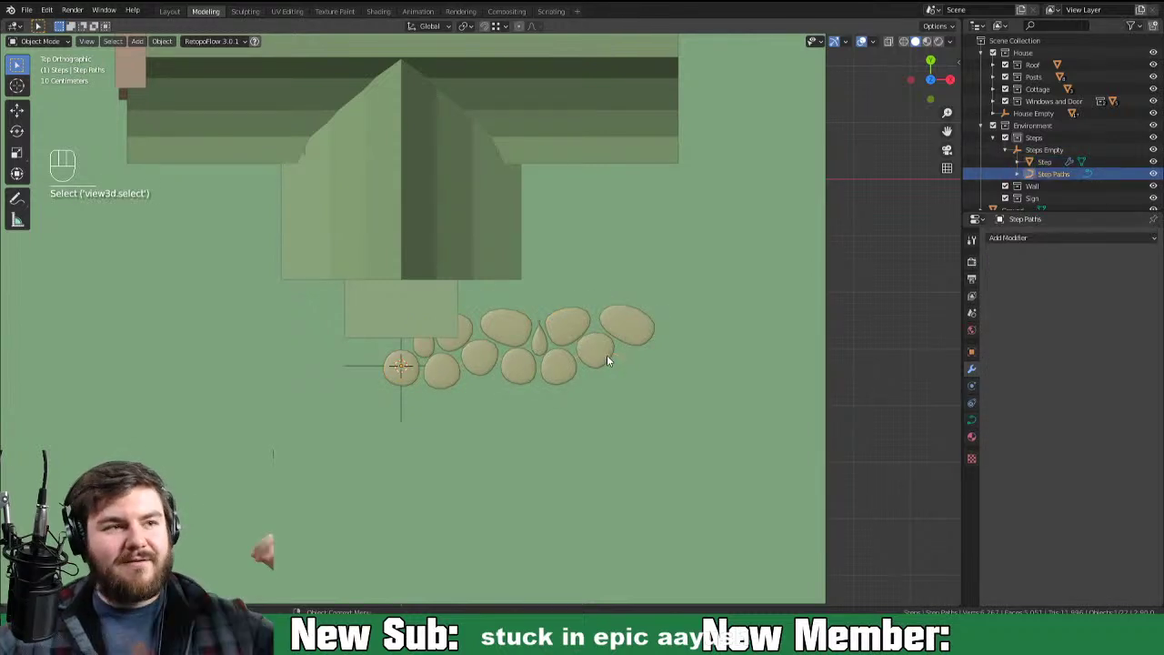
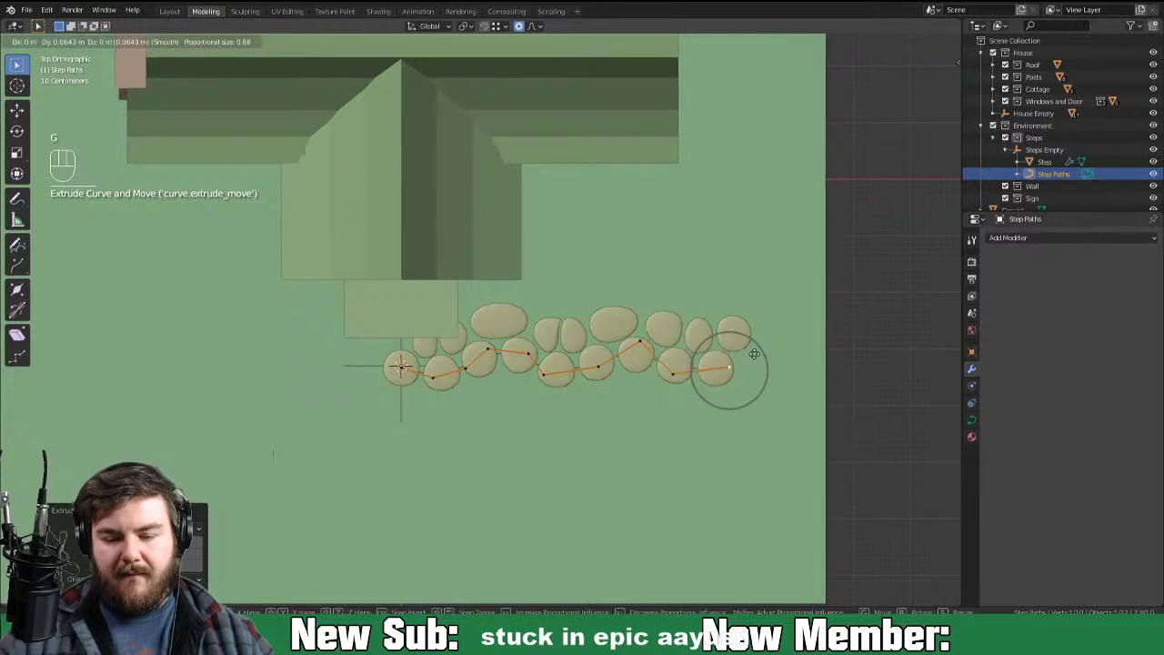
pyautogui.press('g')
pyautogui.press('Tab')
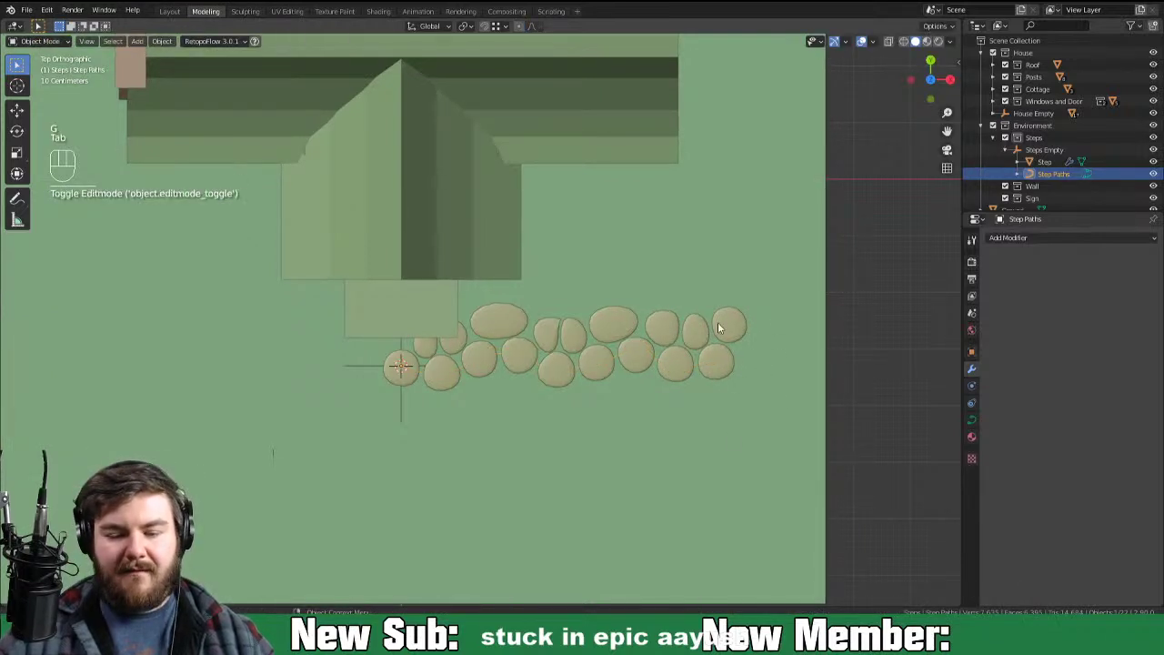
# Step: Rotate Steps Empty -90° about Z so the stones run away from the steps
pyautogui.middleClick(577, 455)
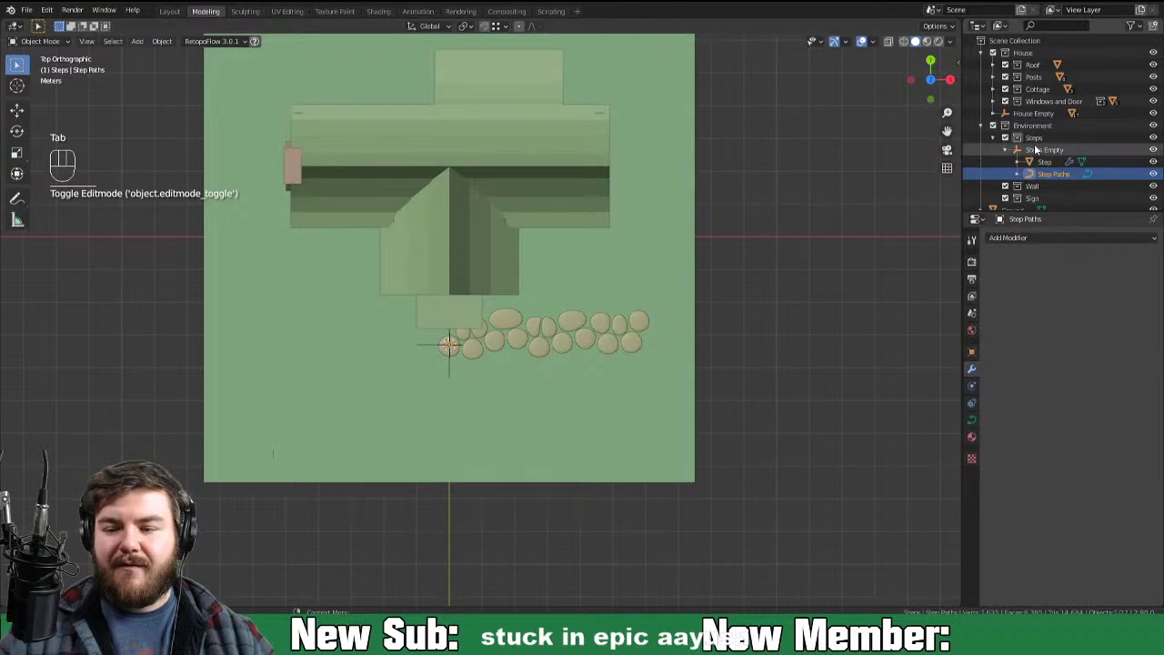
pyautogui.click(1037, 158)
pyautogui.press('r')
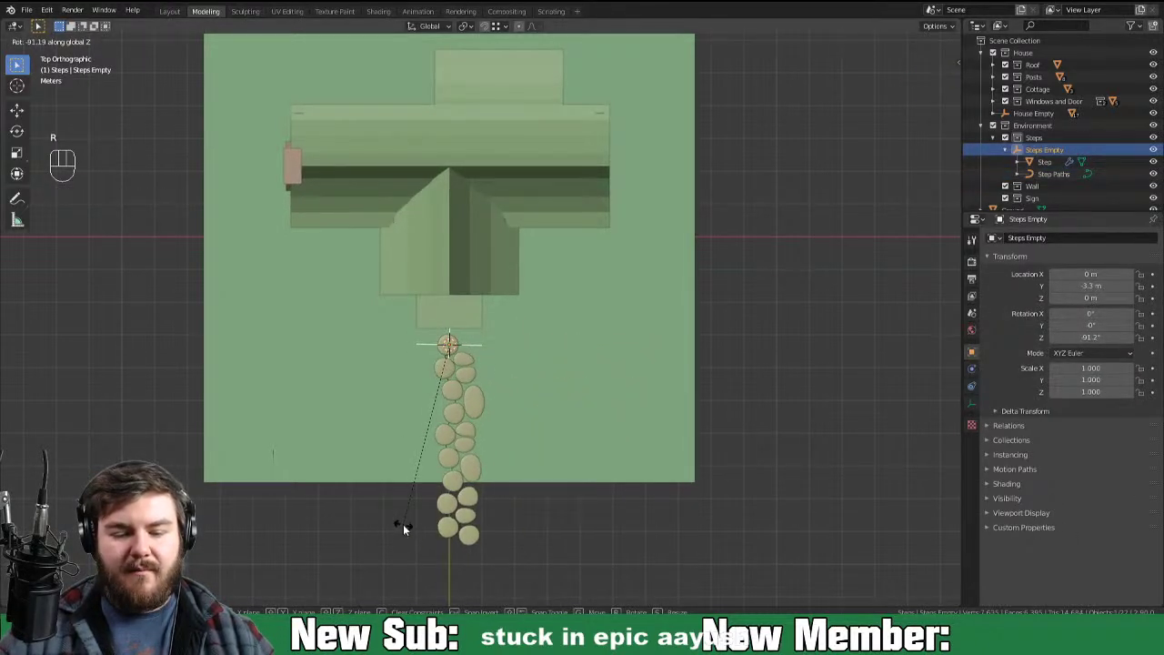
pyautogui.moveTo(720, 455); pyautogui.dragTo(821, 433)
# Step: Scale the Step Paths points along X to tighten the stone spacing
pyautogui.click(1032, 184)
pyautogui.press('Tab')
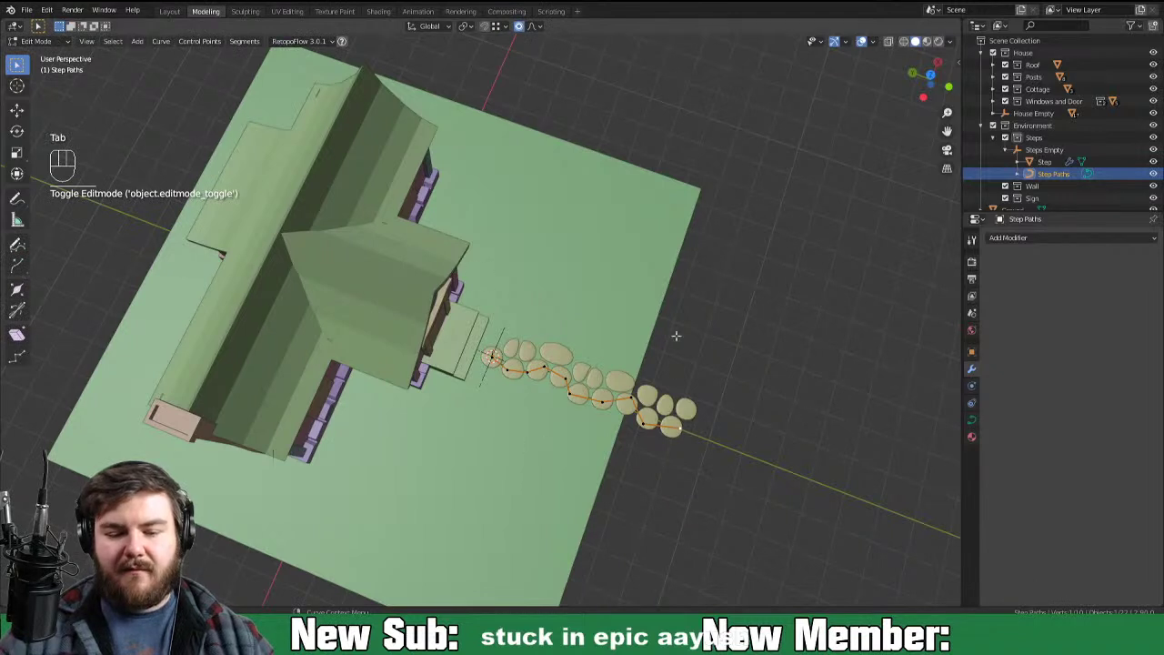
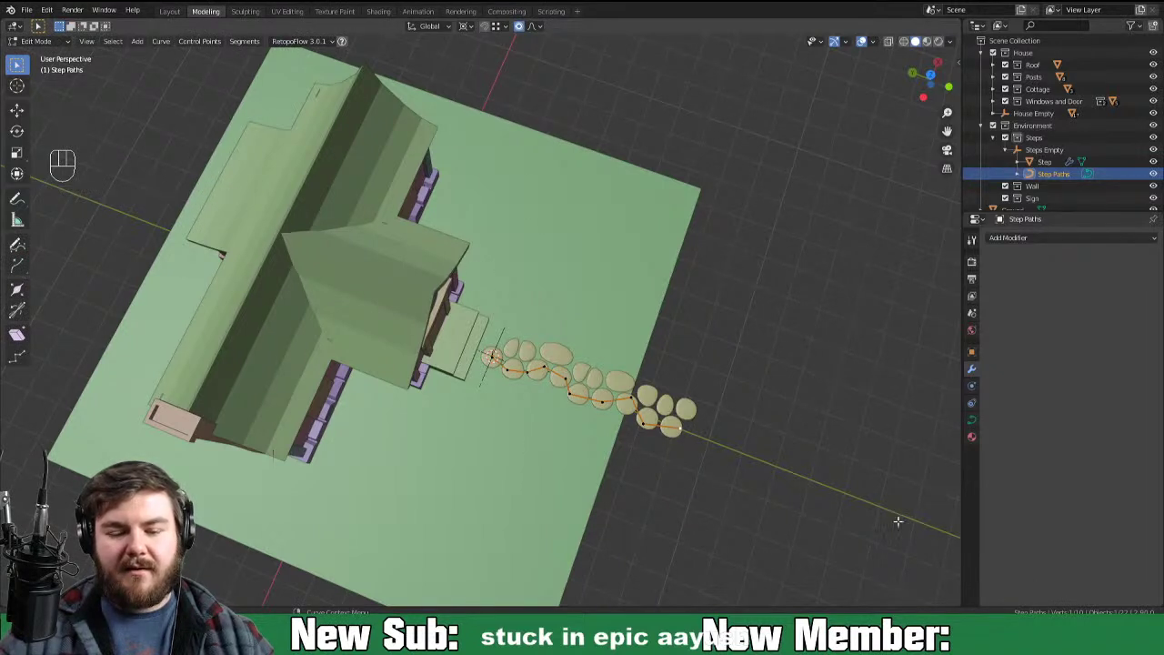
pyautogui.press('a')
pyautogui.press('s')
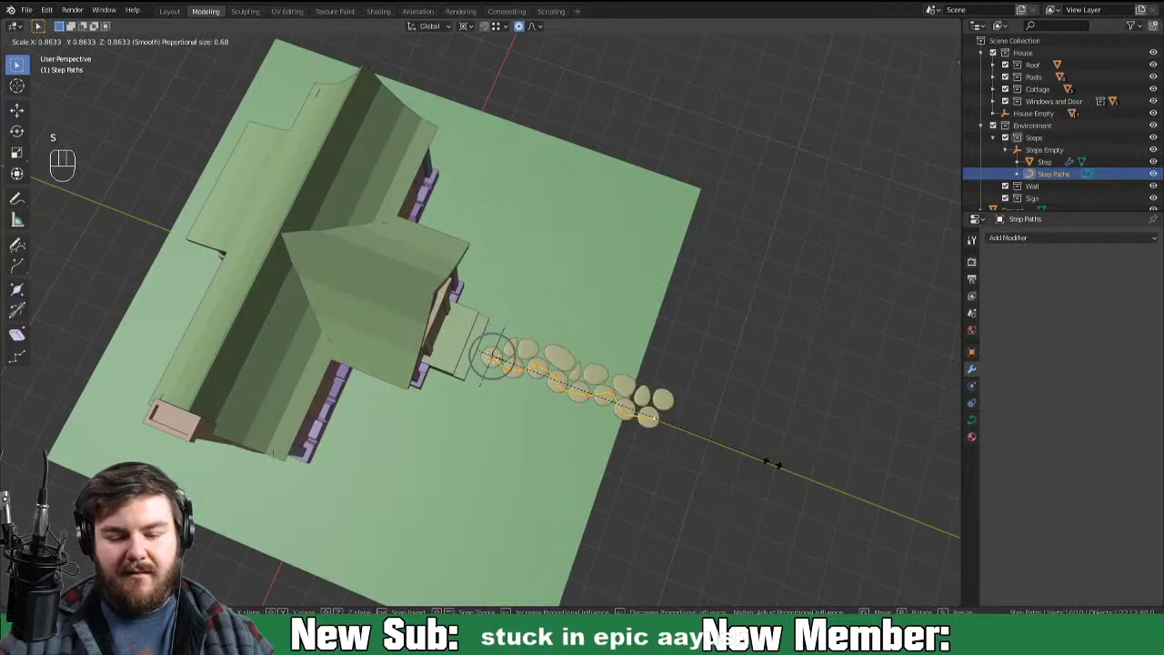
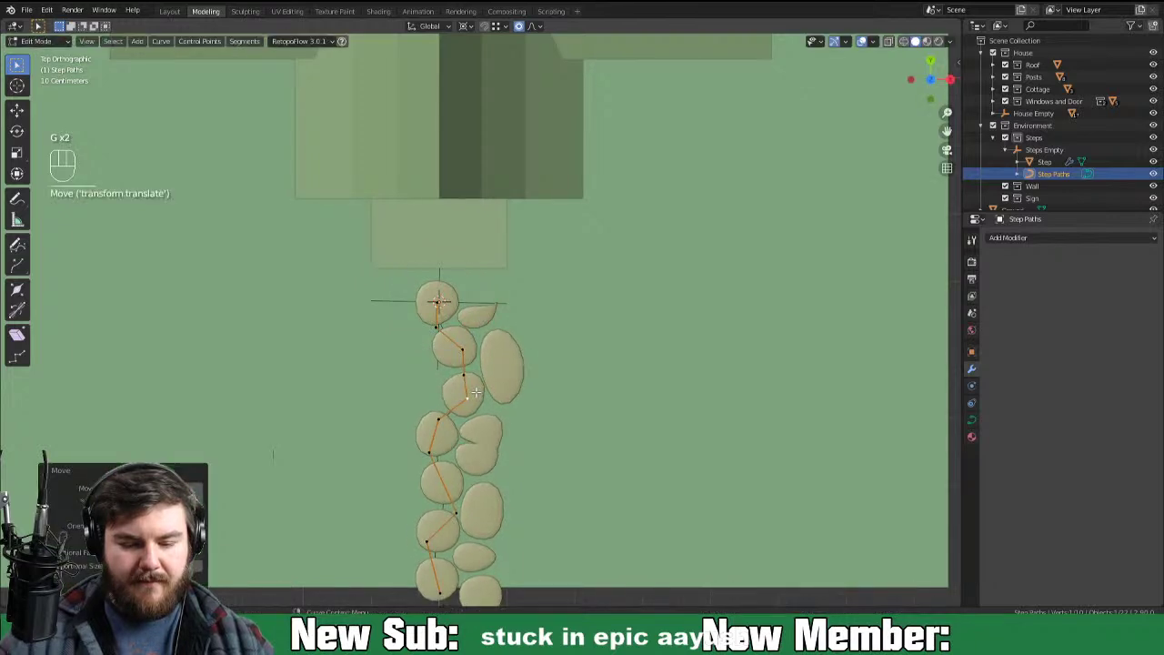
pyautogui.press('x')
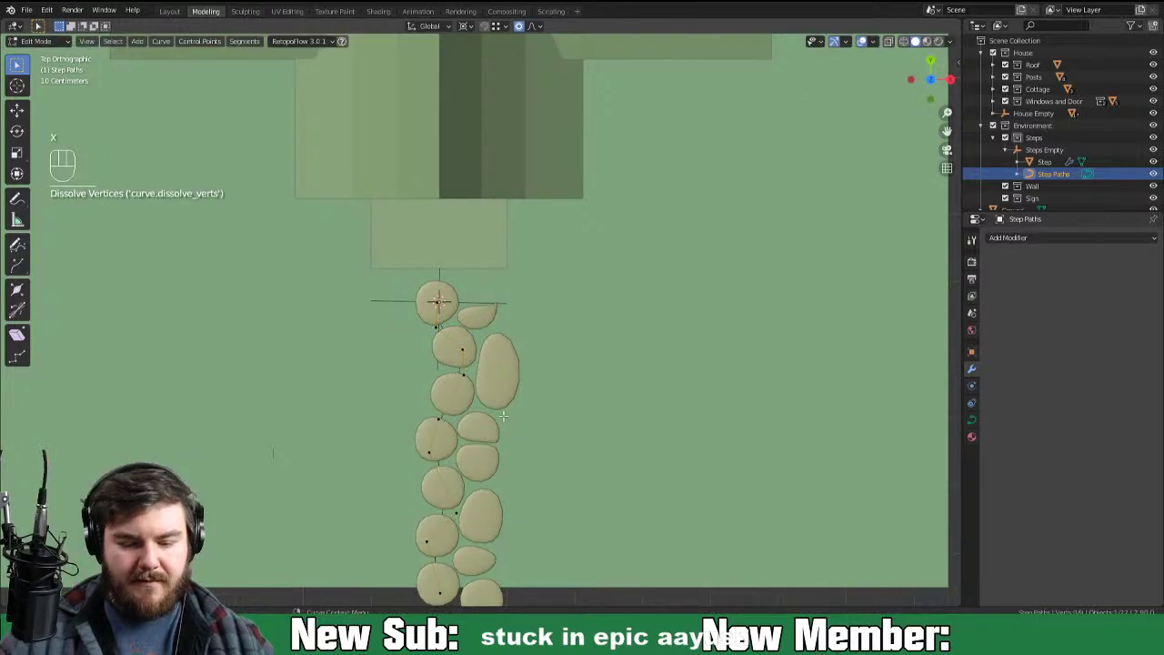
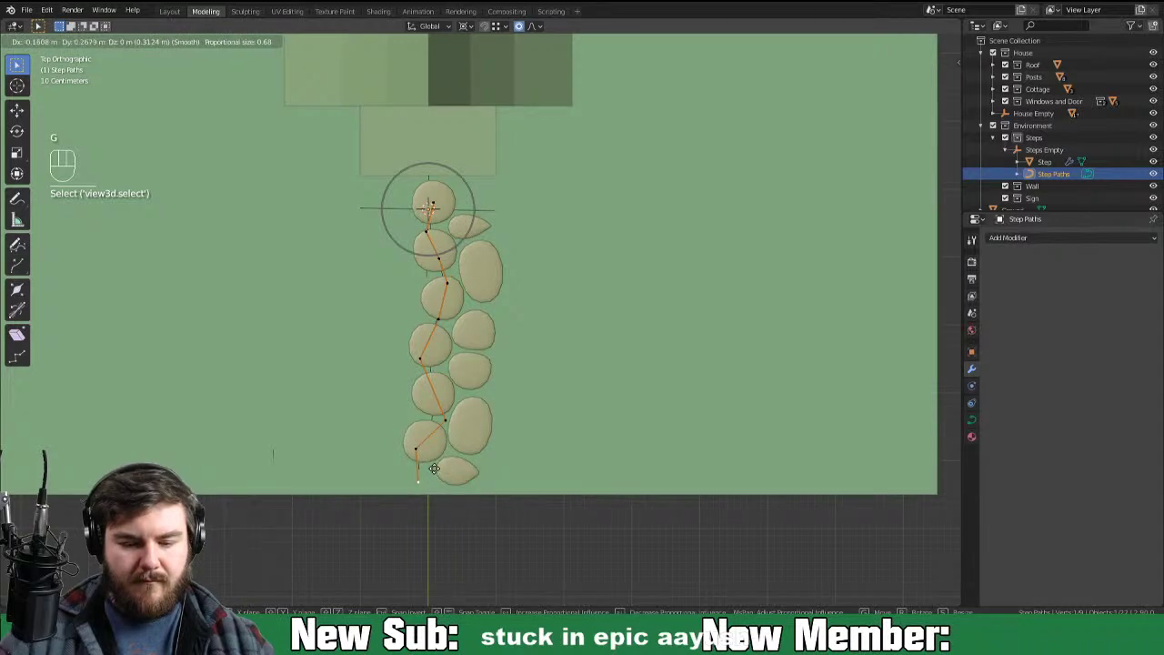
pyautogui.press('Tab')
# Step: Bend the path into a gentle winding curve and centre it beneath the front steps
pyautogui.moveTo(501, 382); pyautogui.dragTo(510, 432)
pyautogui.moveTo(556, 472); pyautogui.dragTo(570, 439)
pyautogui.click(1026, 157)
pyautogui.press('g')
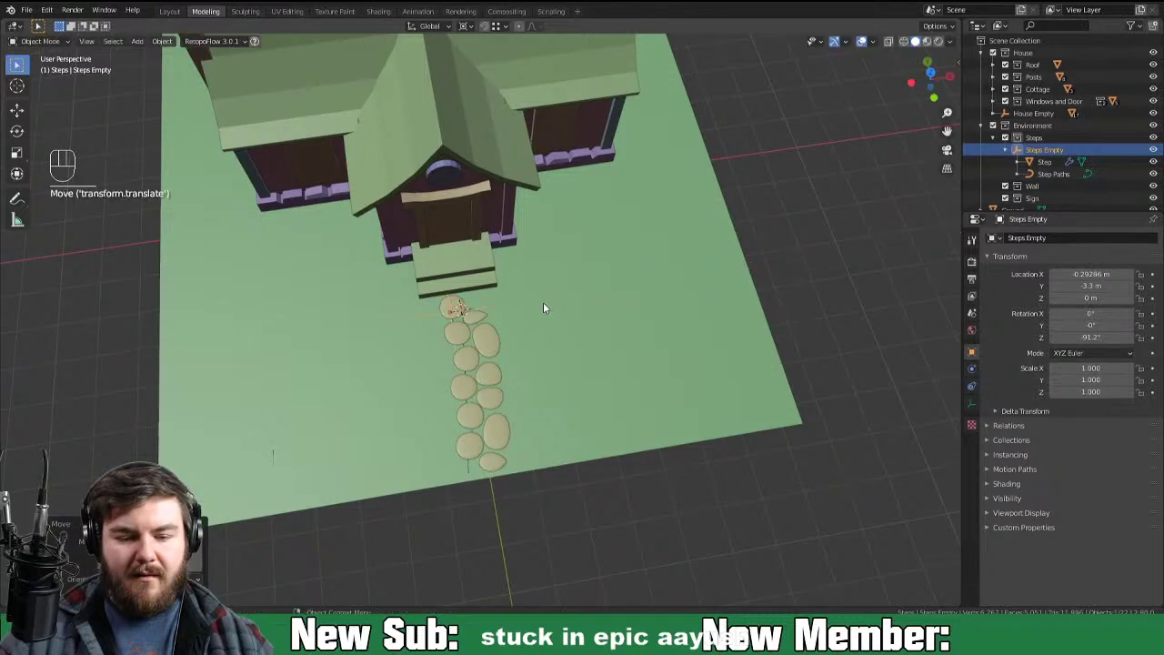
pyautogui.moveTo(603, 395); pyautogui.dragTo(600, 351)
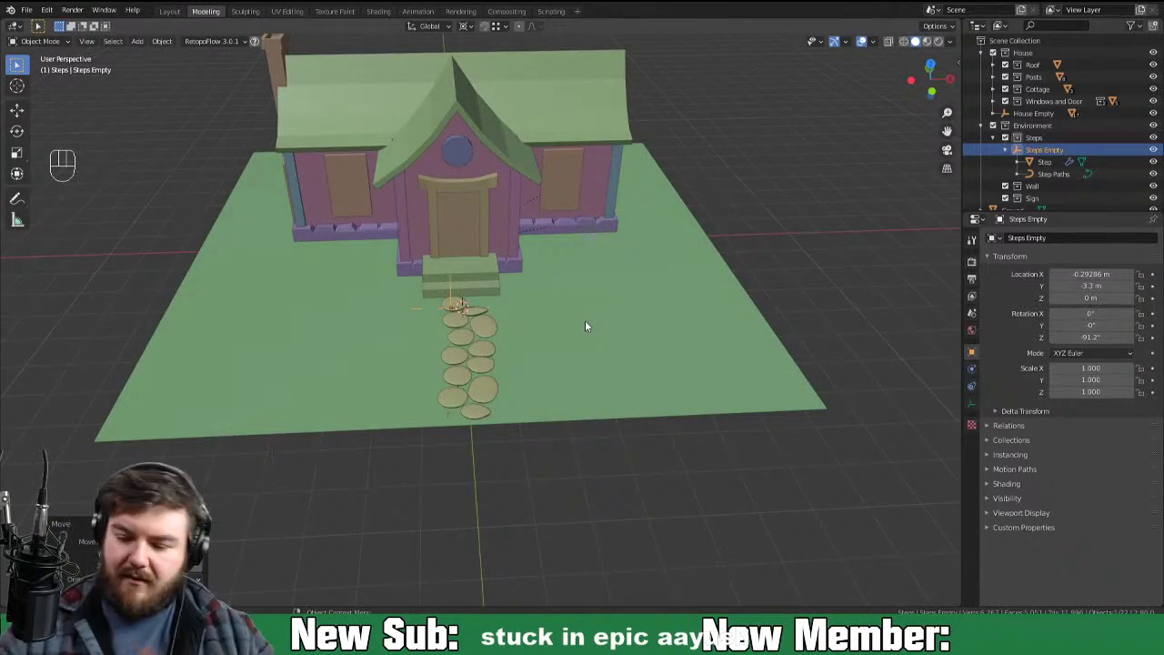
# Step: Save the project and collapse the Steps collection in the Outliner
pyautogui.press('ctrl+s')
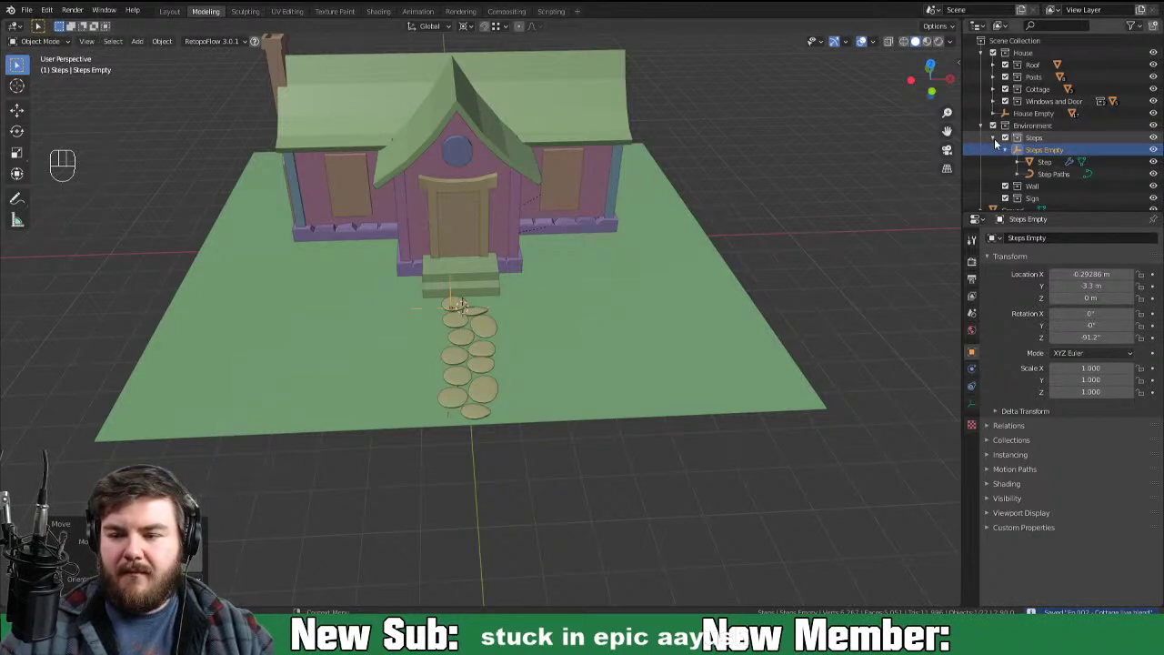
pyautogui.click(1043, 149)
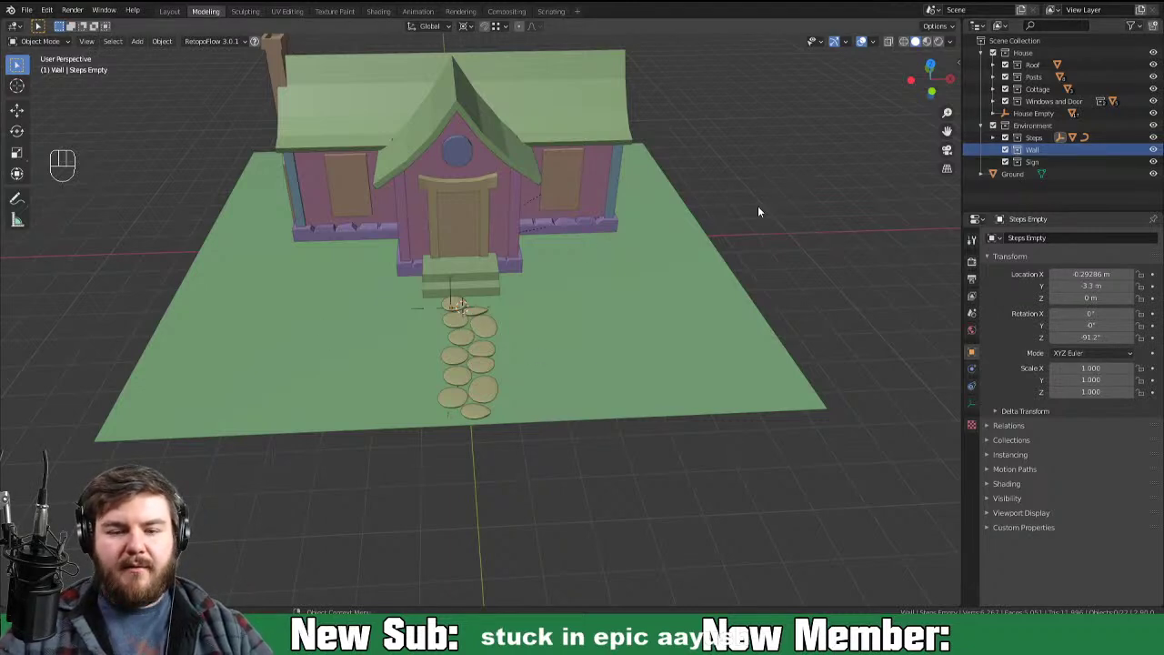
# Step: Place the 3D cursor at X 2.4 m, Y -6 m on the ground right of the path
pyautogui.press('n')
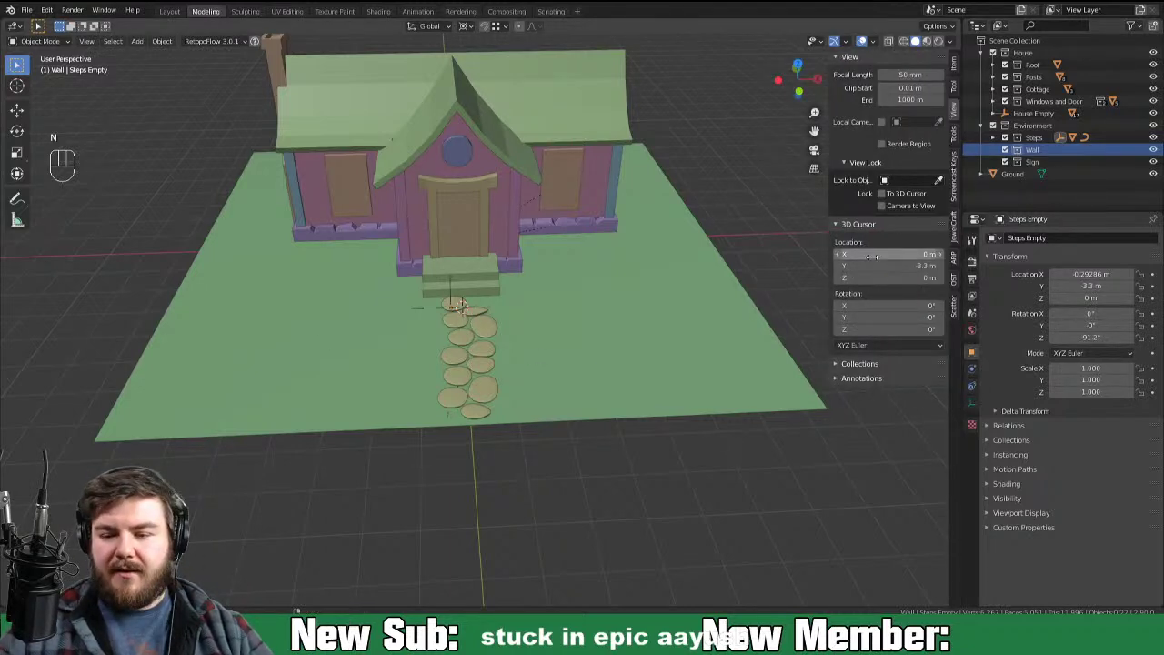
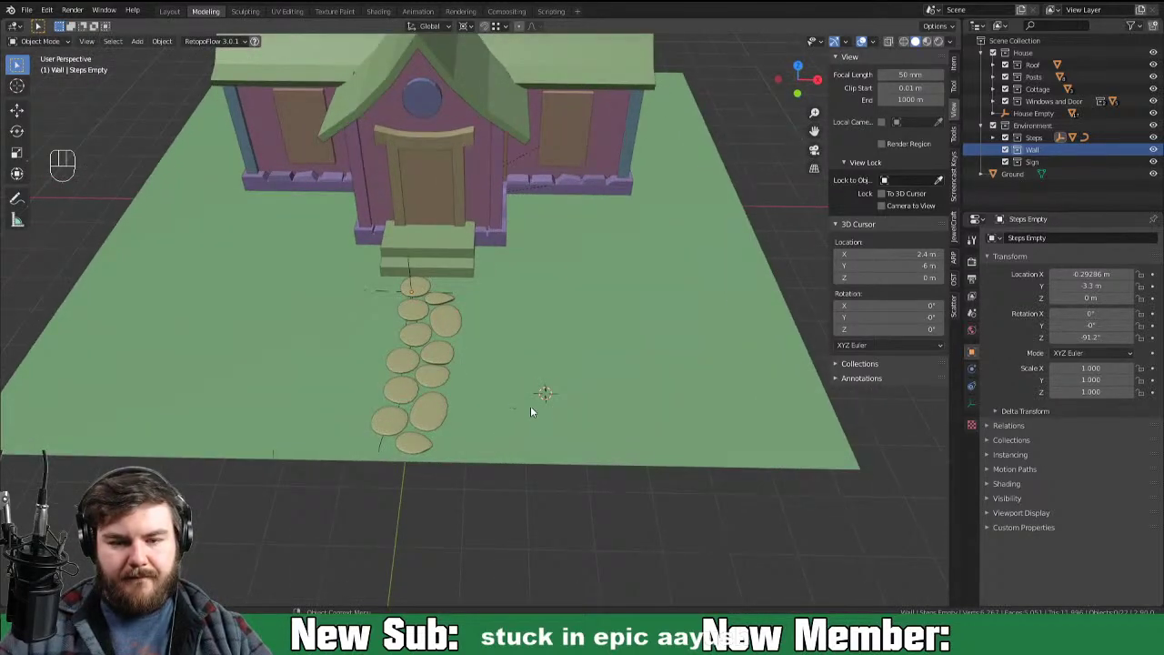
pyautogui.moveTo(562, 413); pyautogui.dragTo(447, 404)
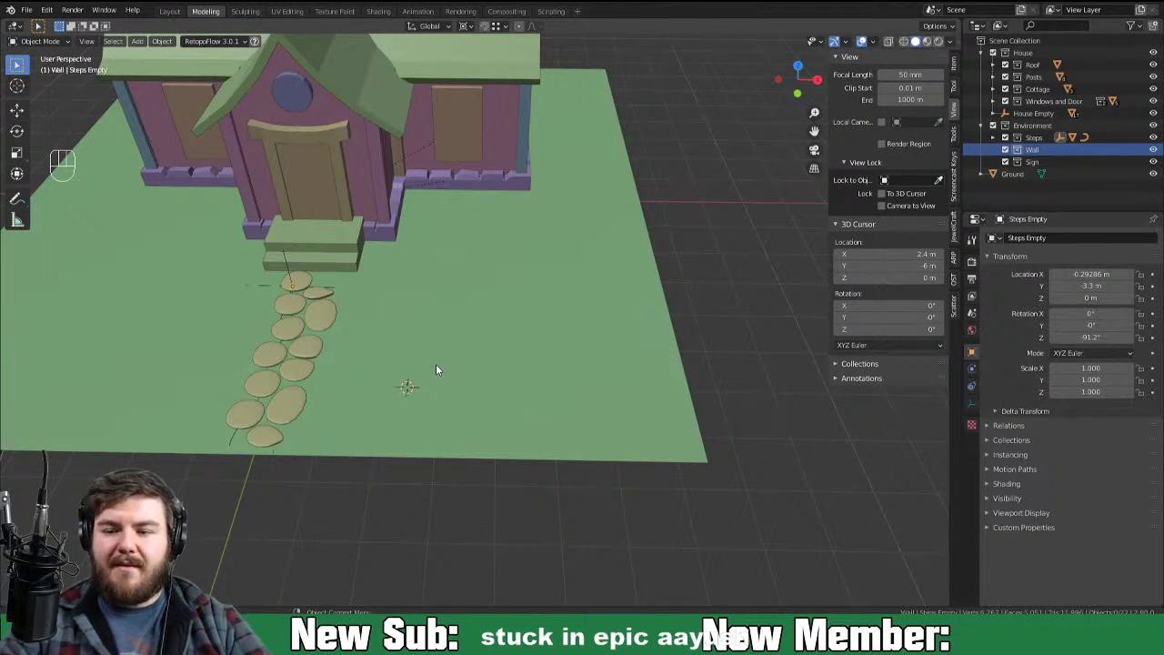
pyautogui.moveTo(430, 410); pyautogui.dragTo(434, 445)
pyautogui.moveTo(403, 449); pyautogui.dragTo(448, 433)
pyautogui.middleClick(458, 428)
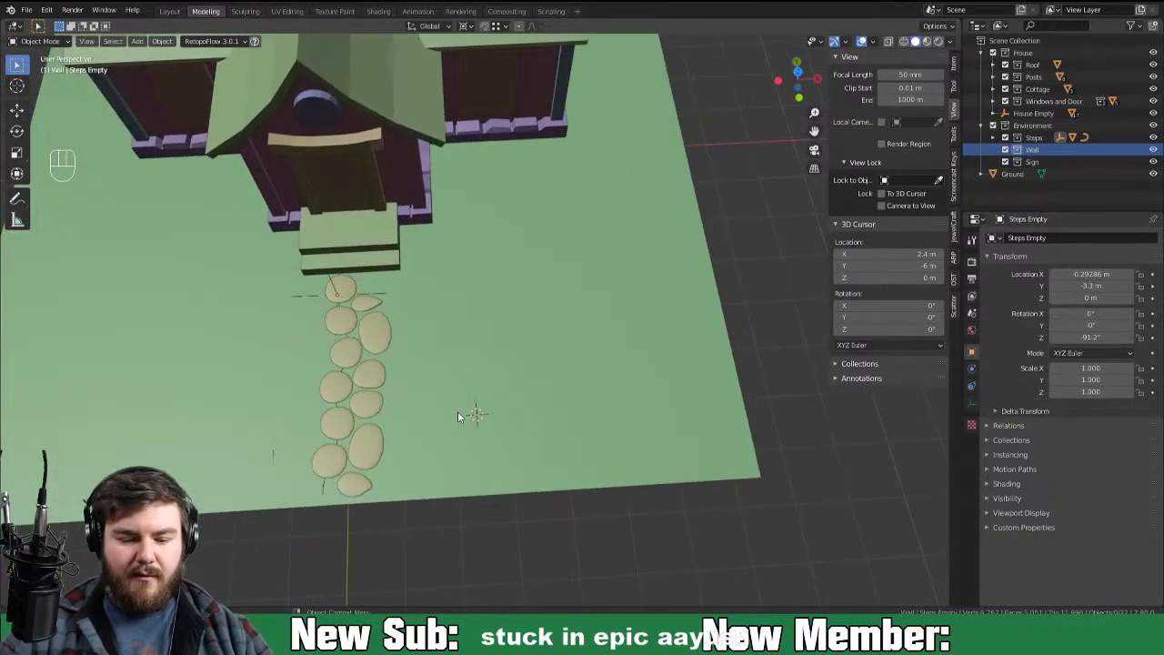
# Step: Add a plain-axes empty at the cursor and name it Wall Empty
pyautogui.press('shift+a')
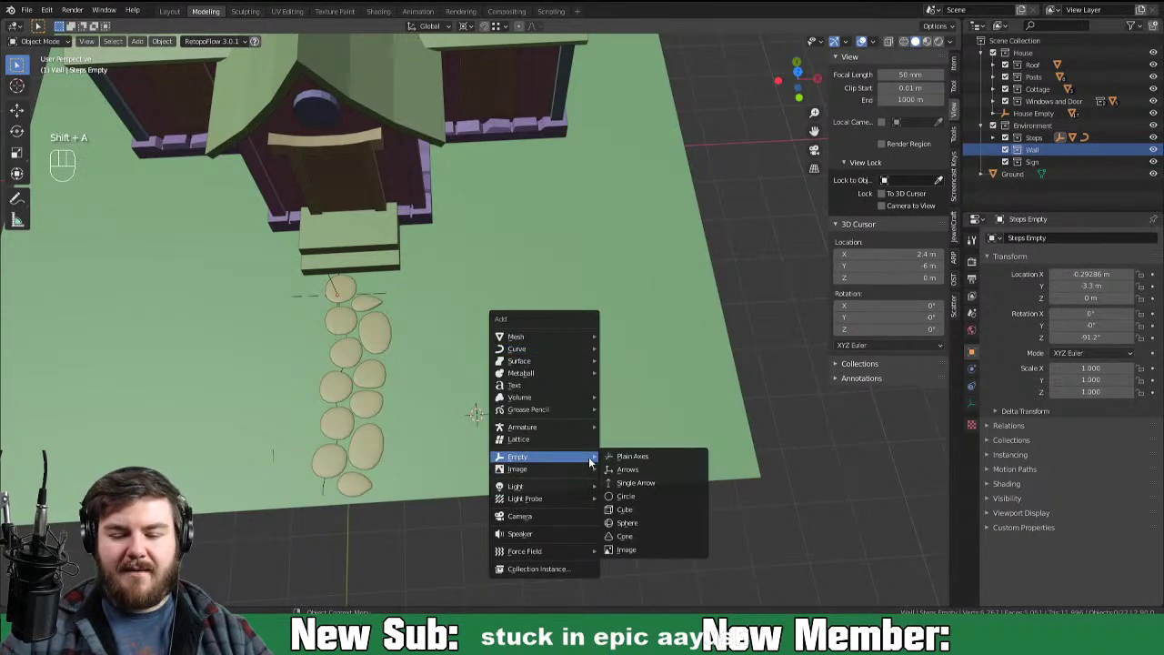
pyautogui.moveTo(1050, 171); pyautogui.dragTo(1044, 164)
pyautogui.press('l')
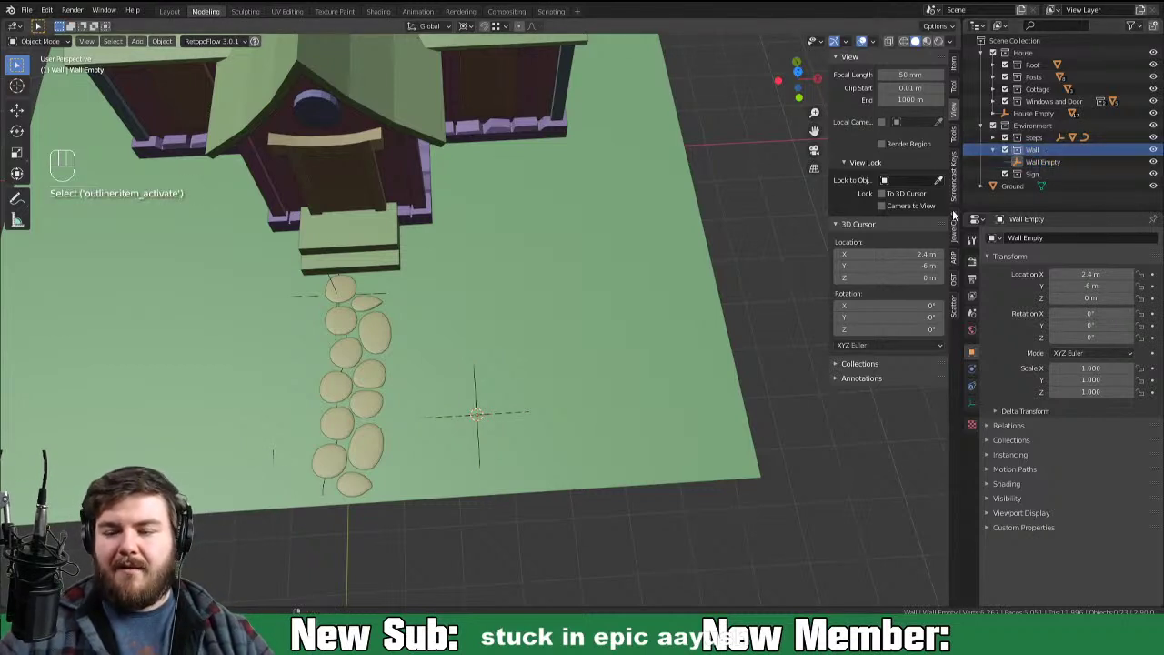
# Step: Create a Pieces sub-collection inside the Wall collection
pyautogui.click(1159, 33)
pyautogui.doubleClick(1082, 167)
pyautogui.click(1043, 170)
pyautogui.moveTo(1043, 169); pyautogui.dragTo(1016, 158)
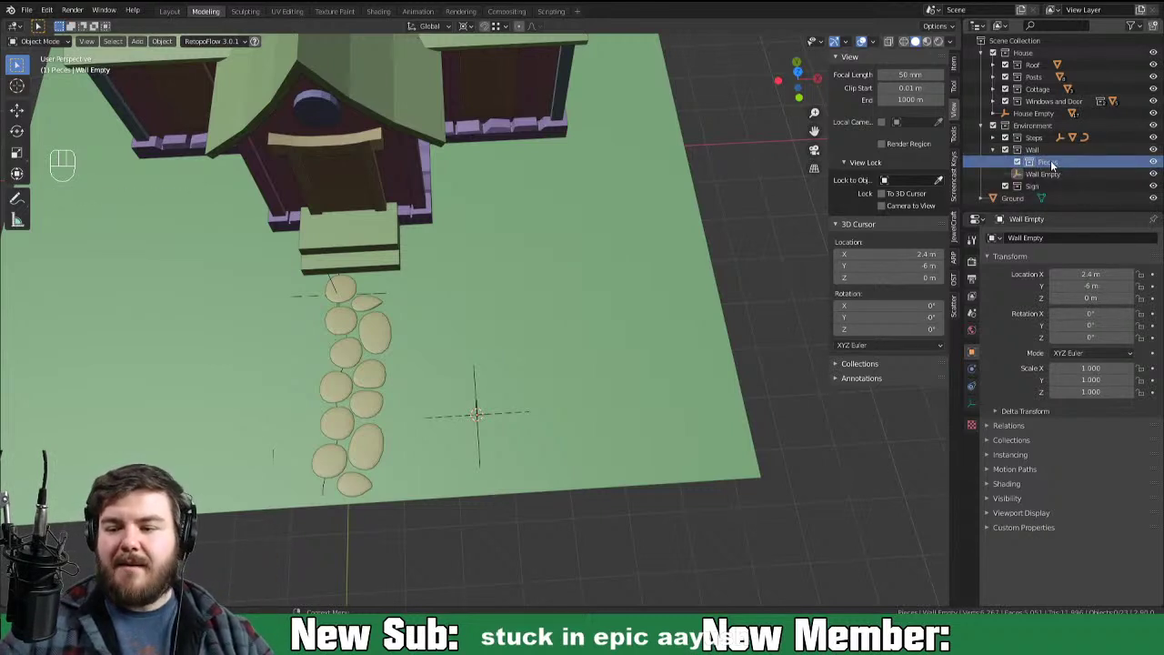
# Step: Add a cube named bricks in Pieces and slide a side face along Y to thin it
pyautogui.press('shift+a')
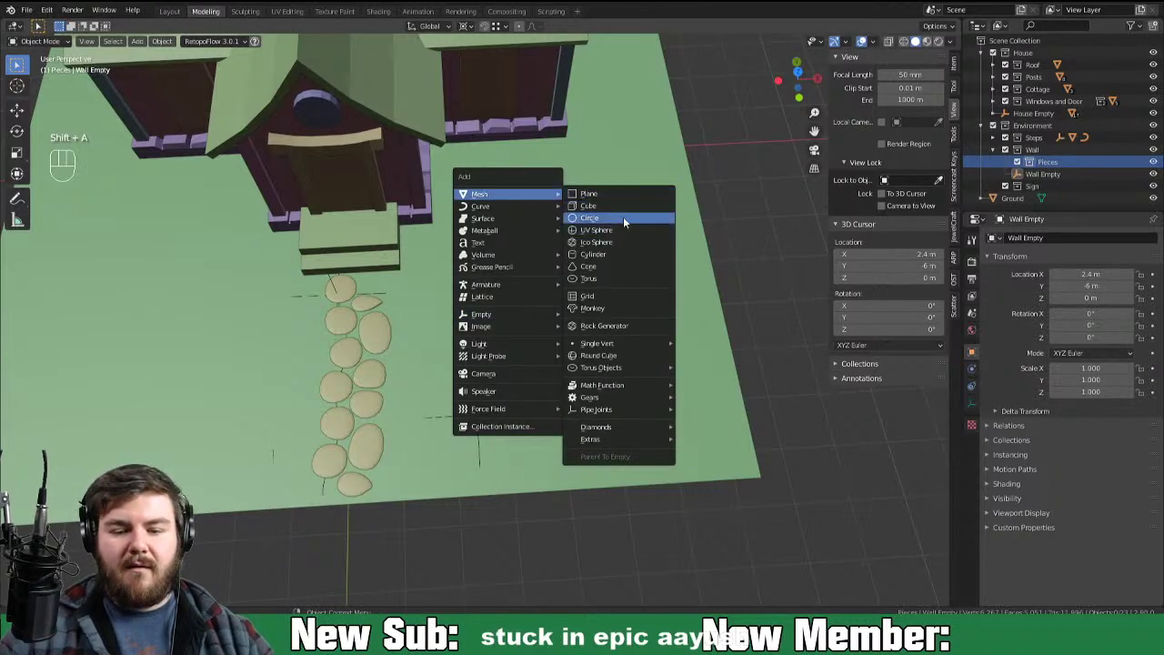
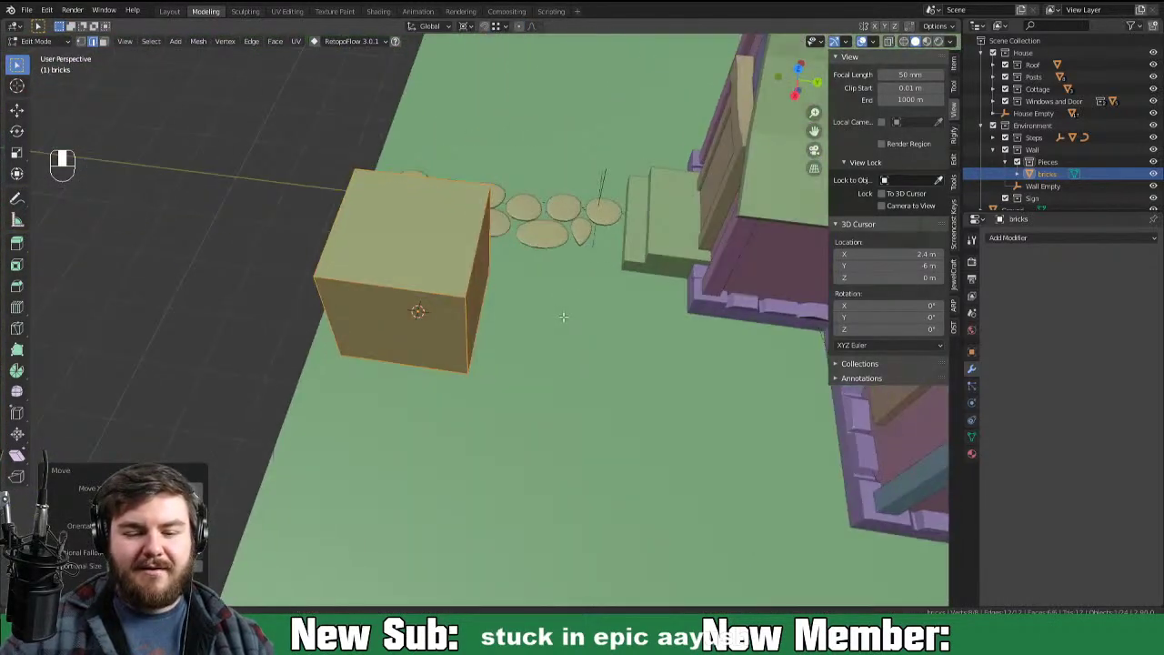
pyautogui.press('3')
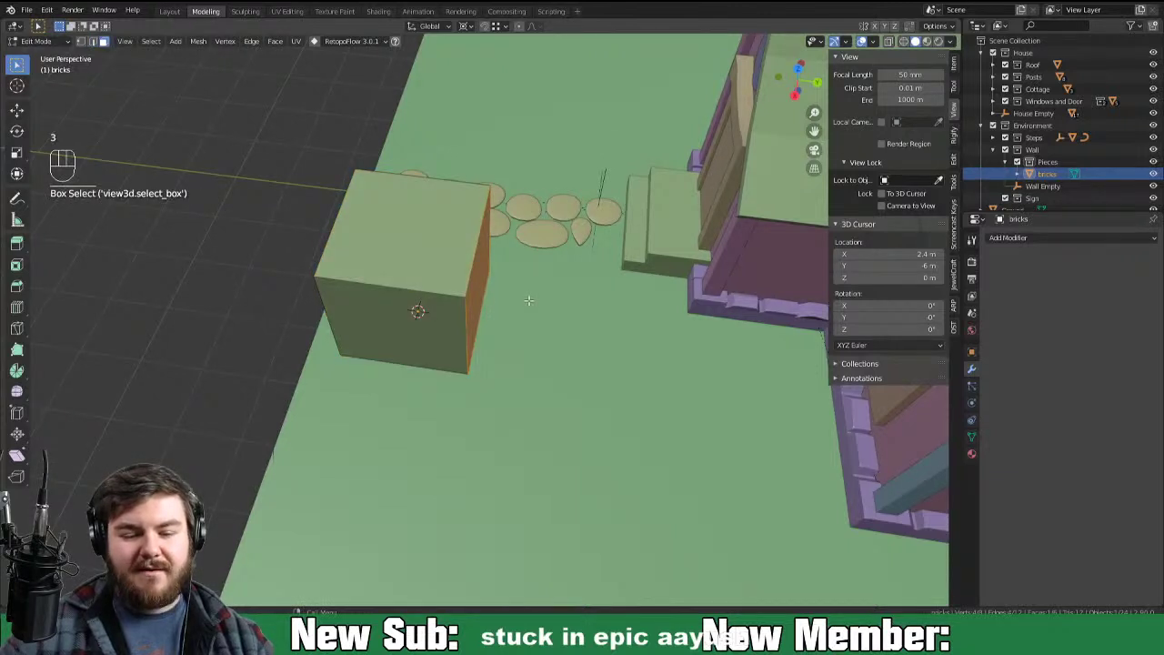
pyautogui.press('g')
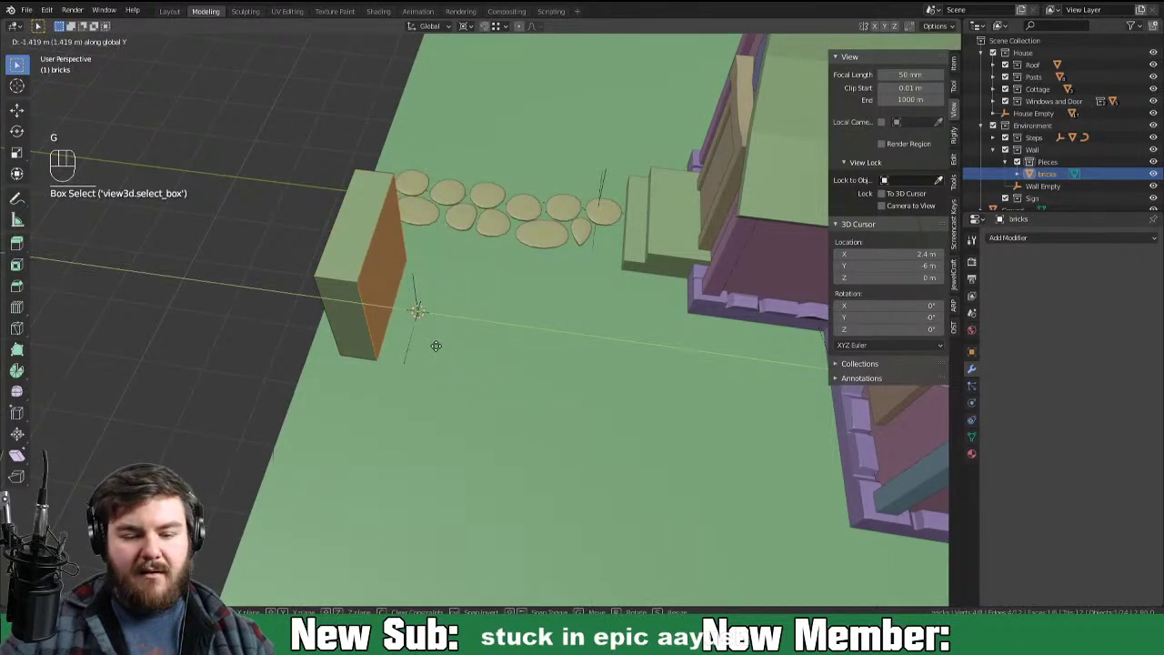
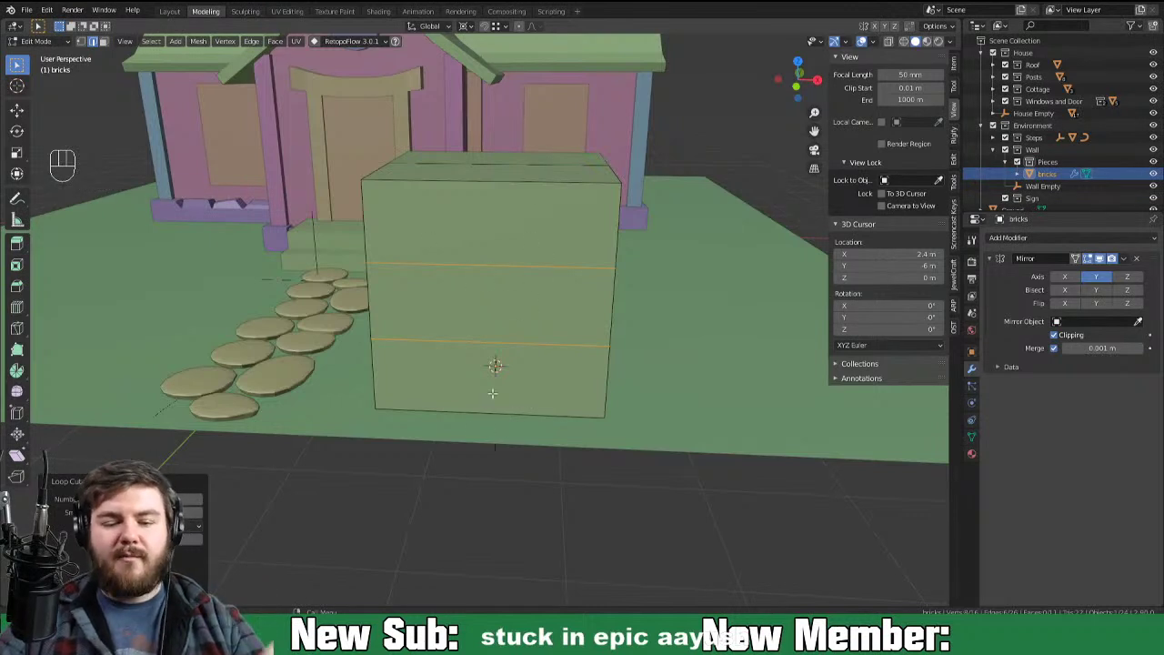
# Step: Loop-cut the bricks box vertically and double the horizontal loops into narrow mortar grooves
pyautogui.press('ctrl+r')
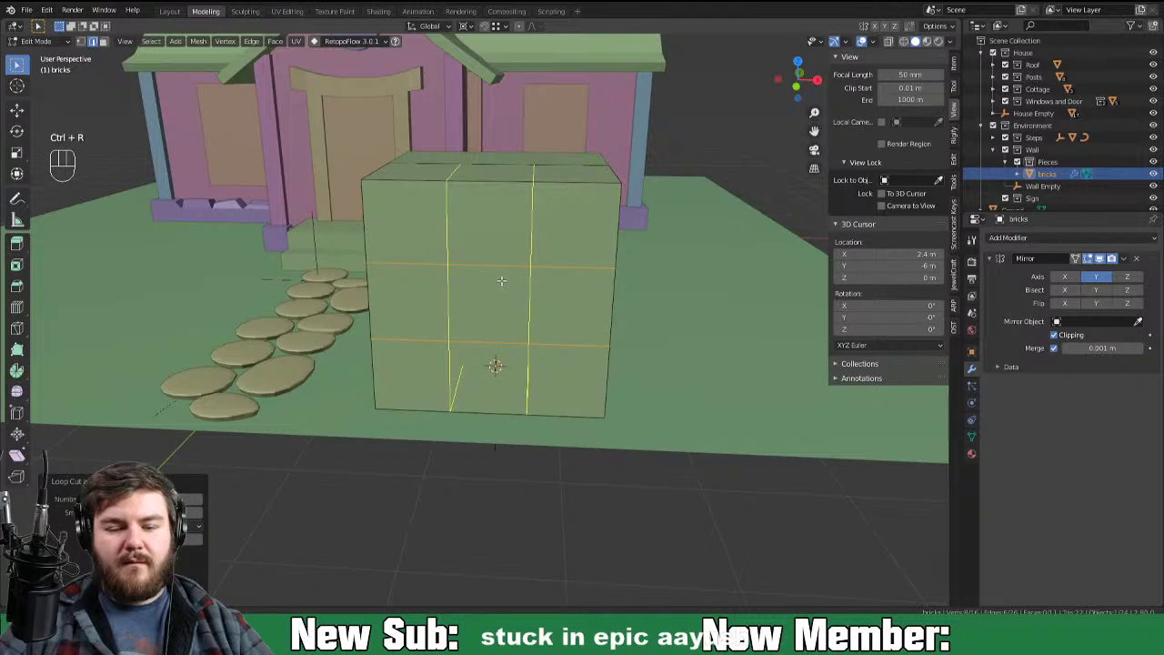
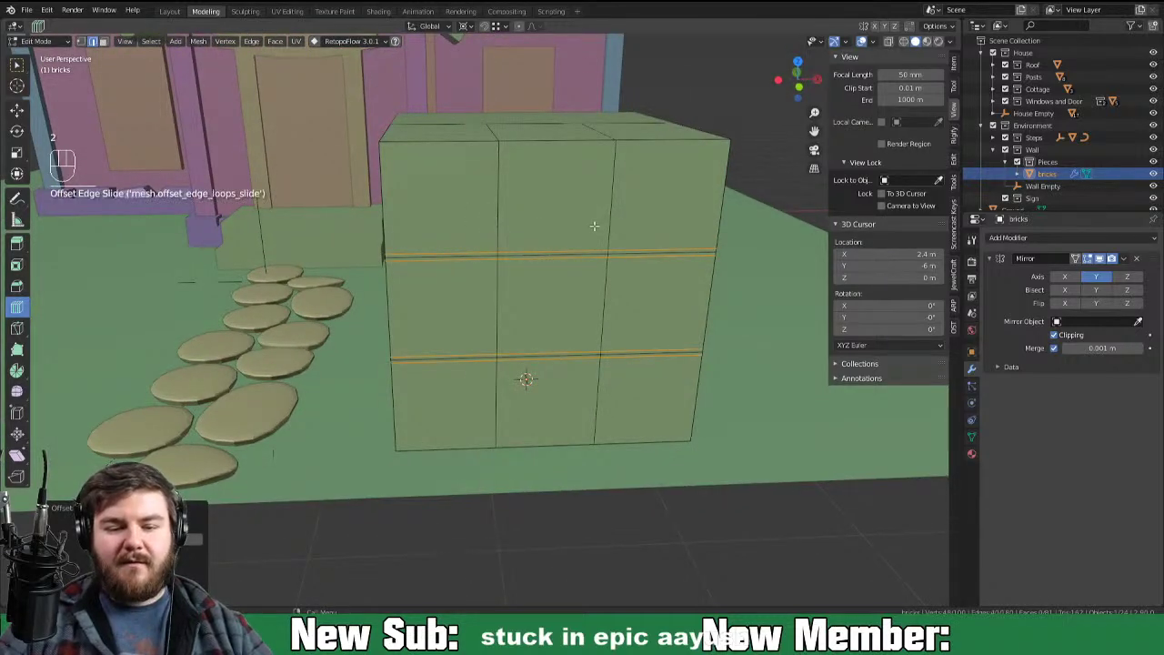
pyautogui.press('w')
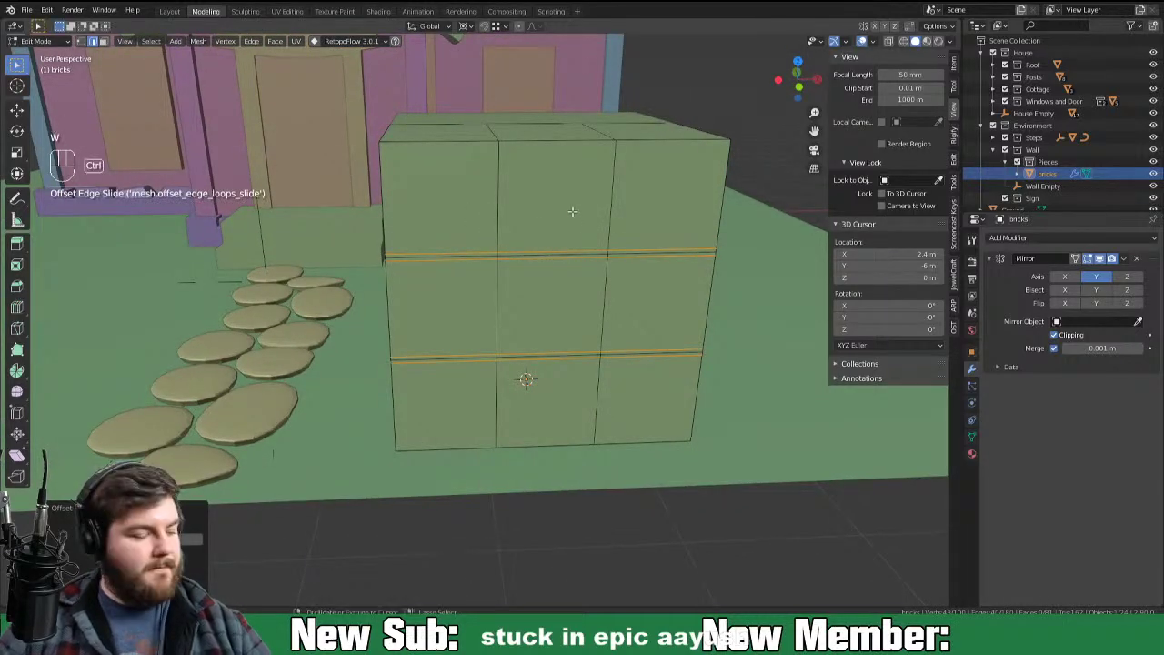
pyautogui.press('ctrl+z')
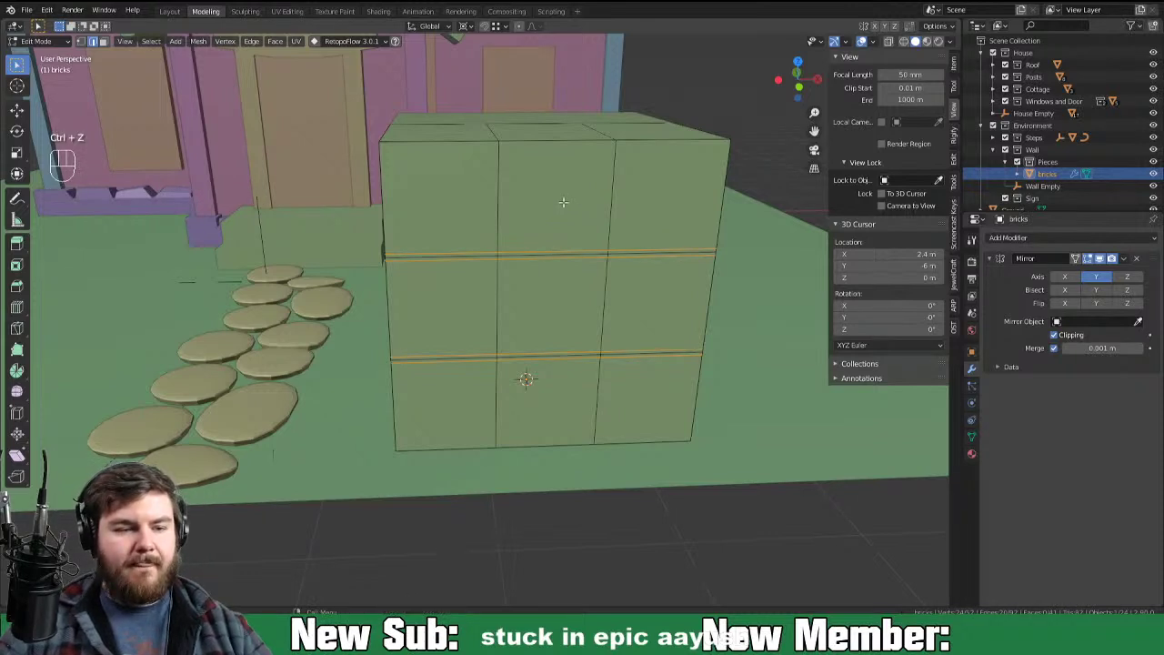
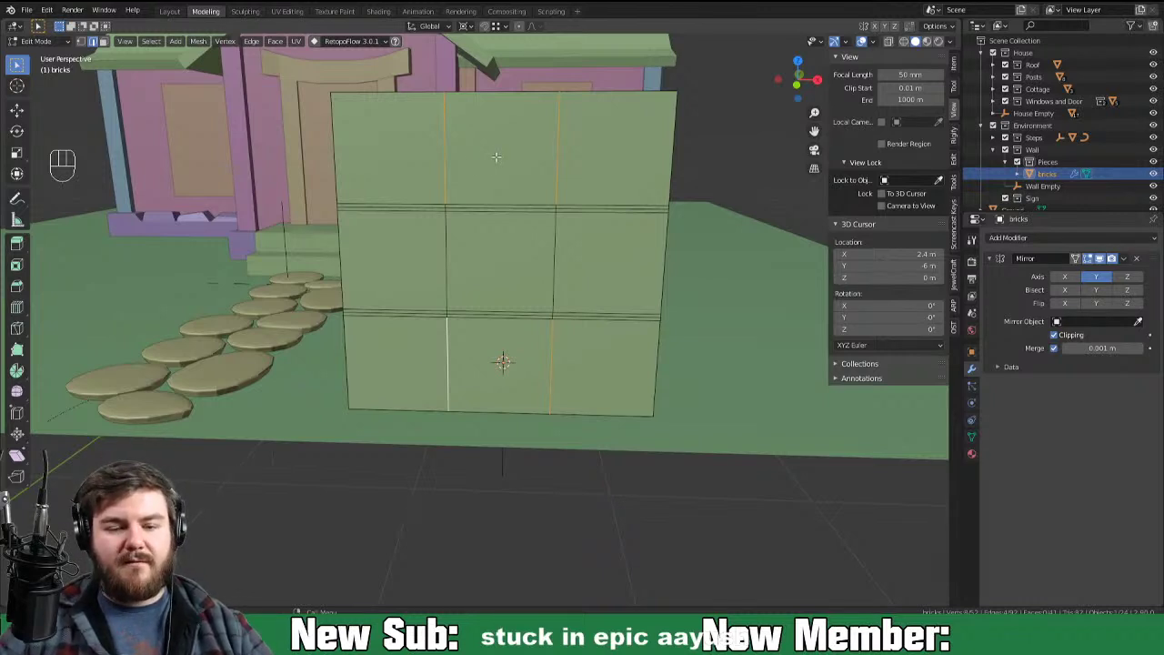
# Step: Scale the wall block along X and add loop cuts marking staggered brick seams
pyautogui.press('s')
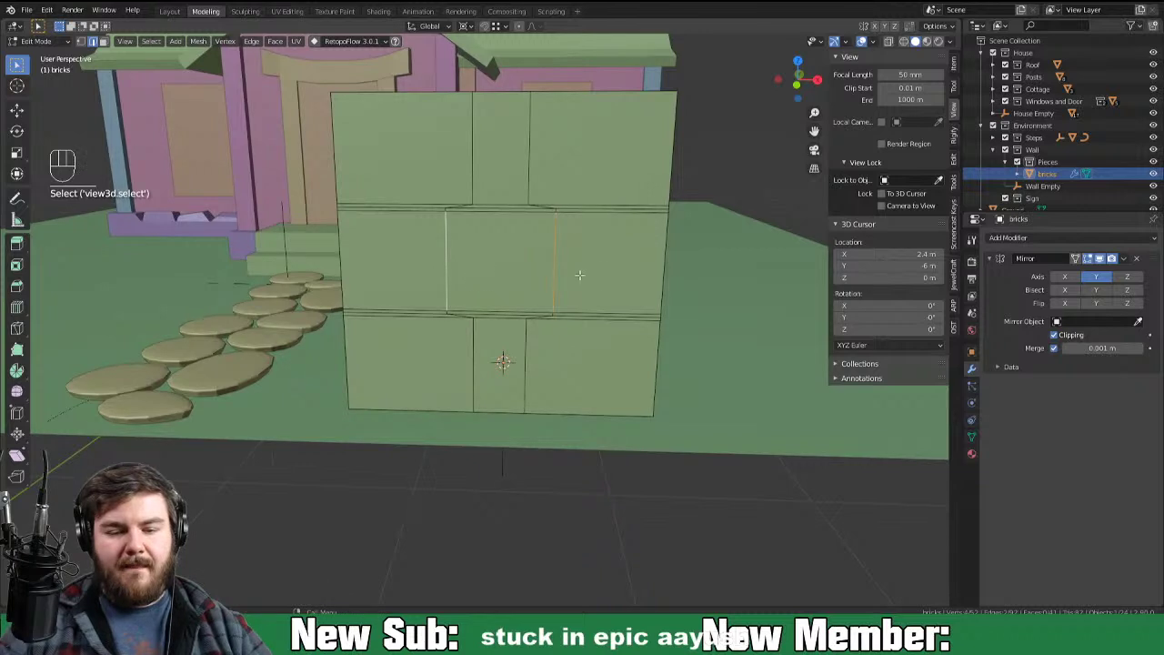
pyautogui.press('s')
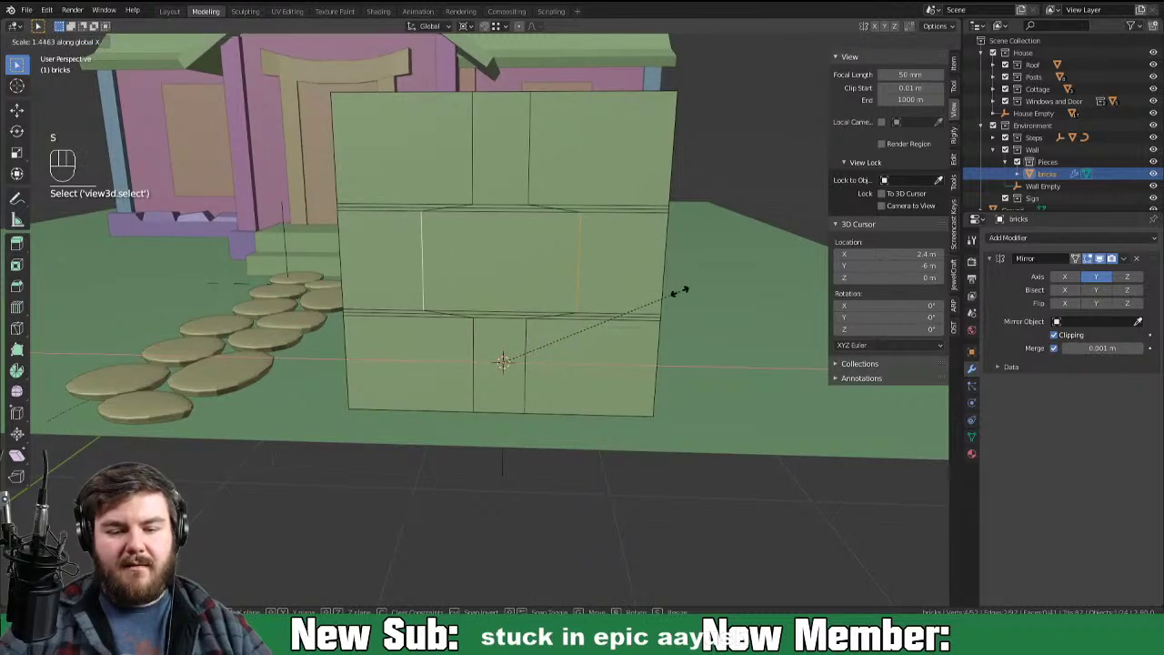
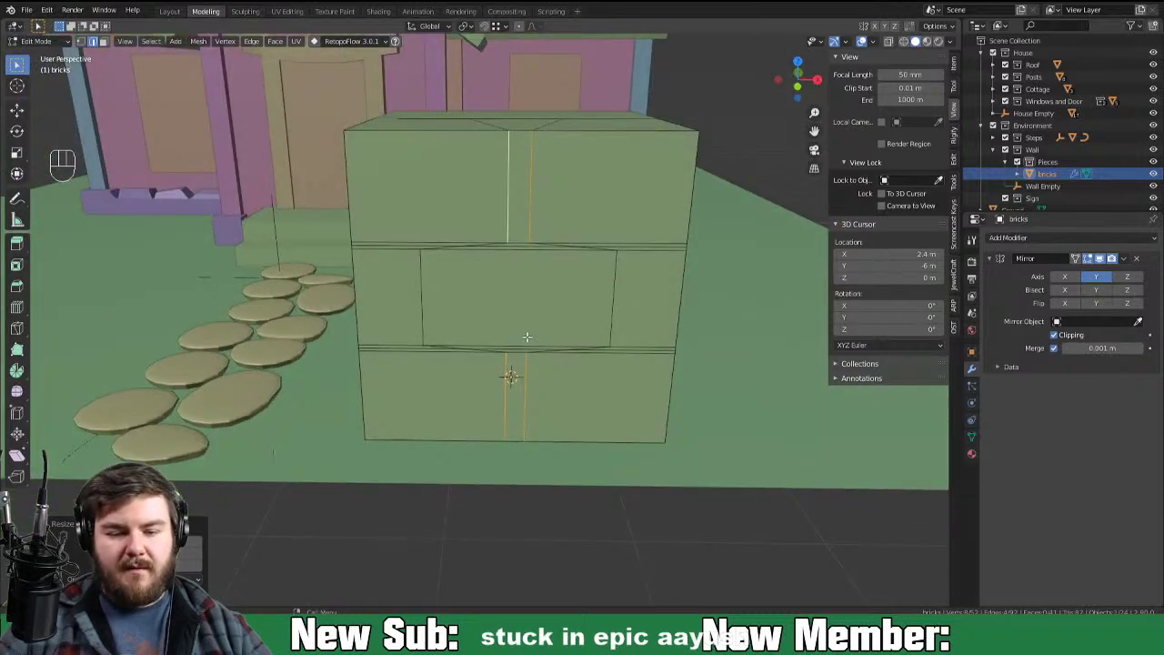
pyautogui.press('ctrl+r')
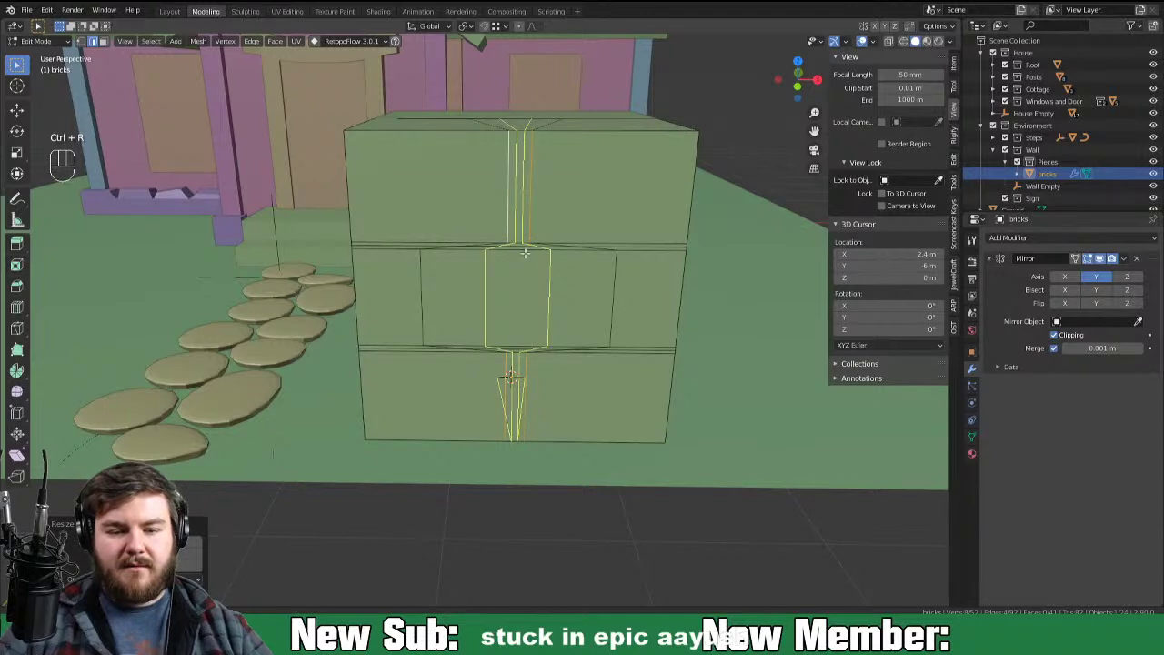
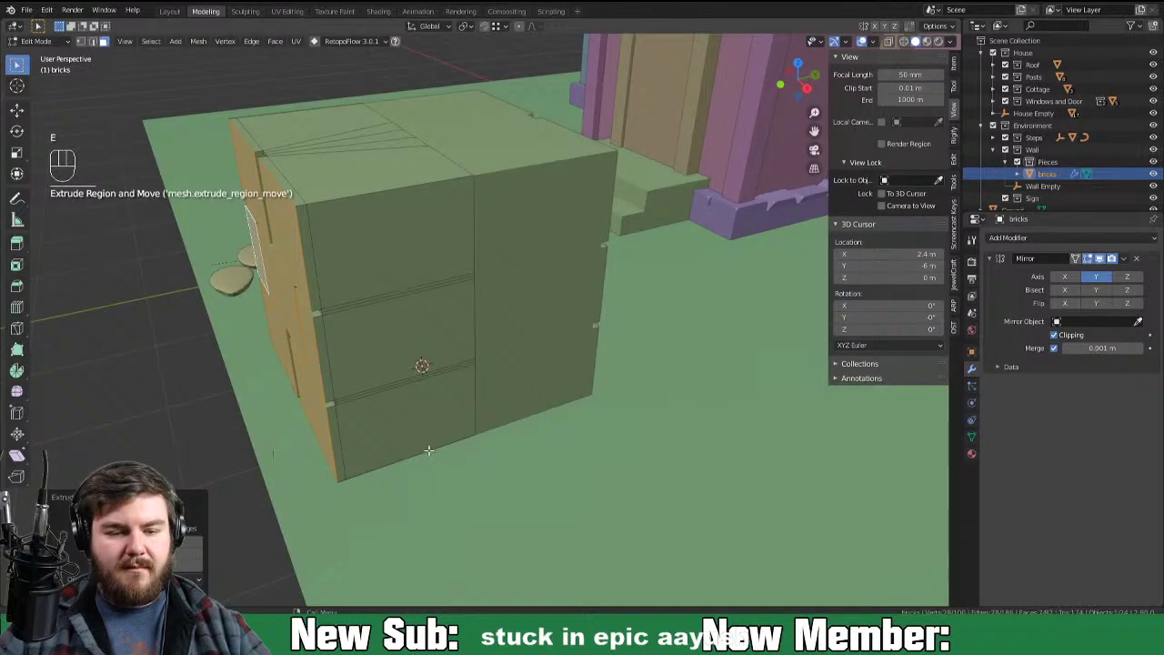
# Step: Move selected brick faces along Y, narrow them along X, and nudge single bricks to uneven depths
pyautogui.press('a')
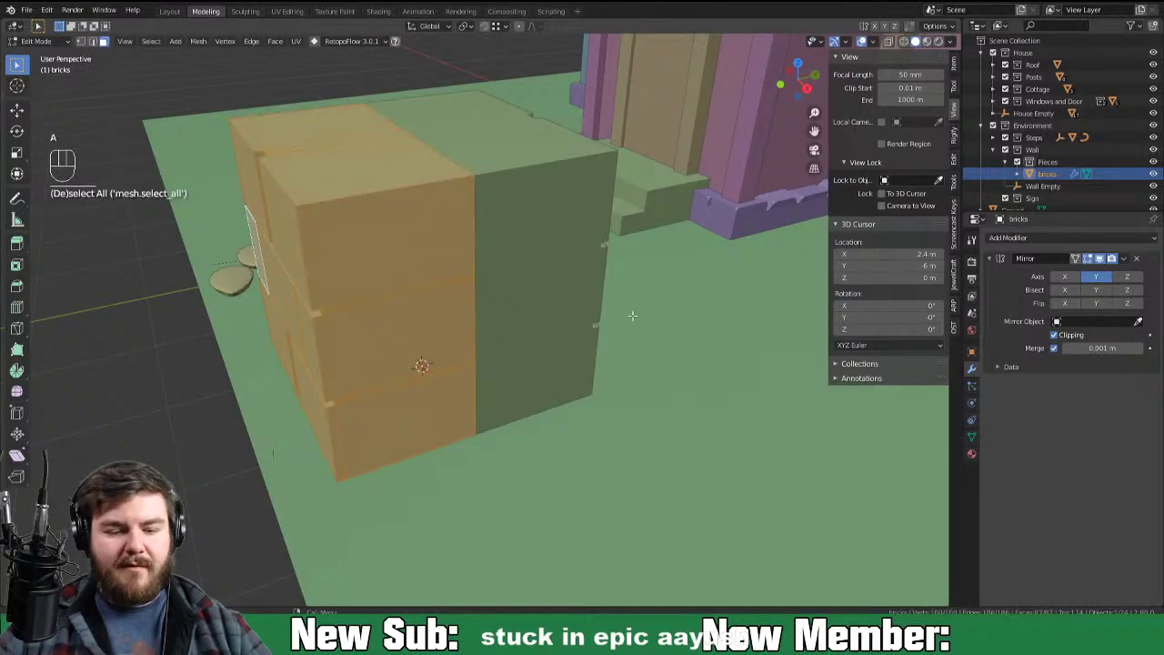
pyautogui.press('s')
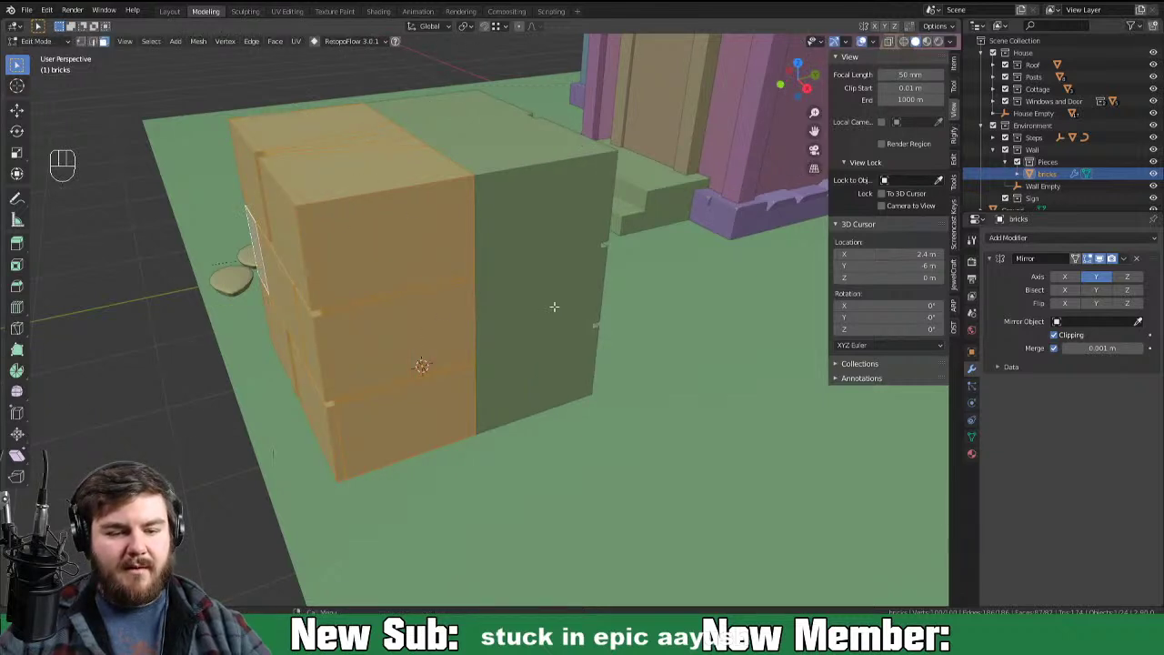
pyautogui.press('g')
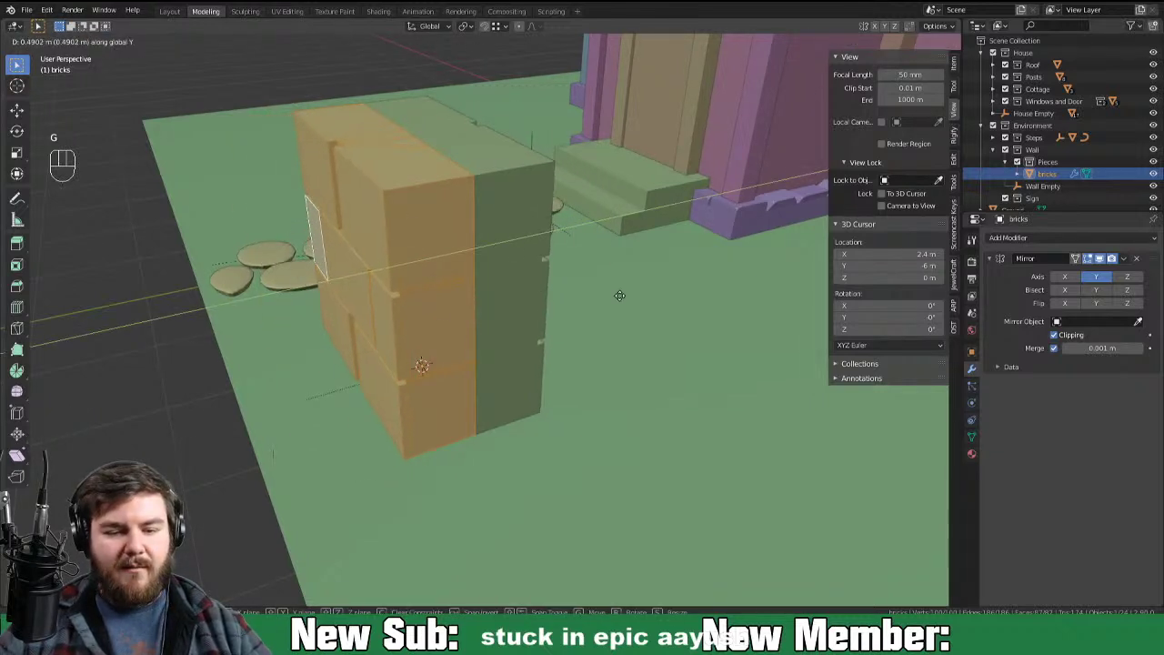
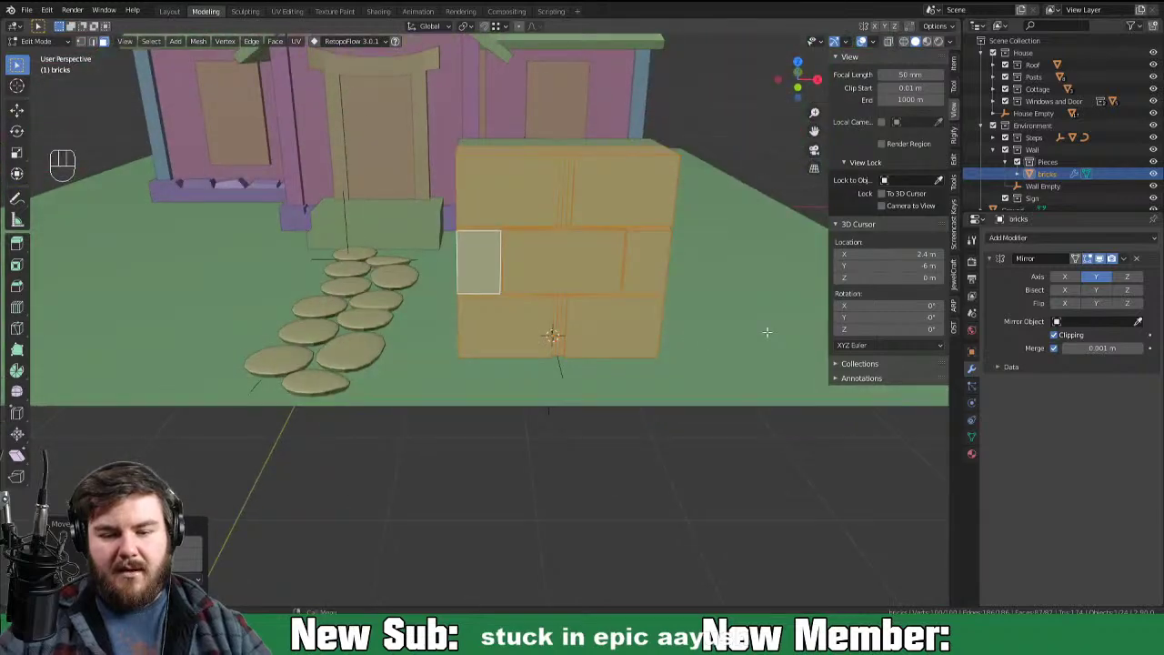
pyautogui.press('s')
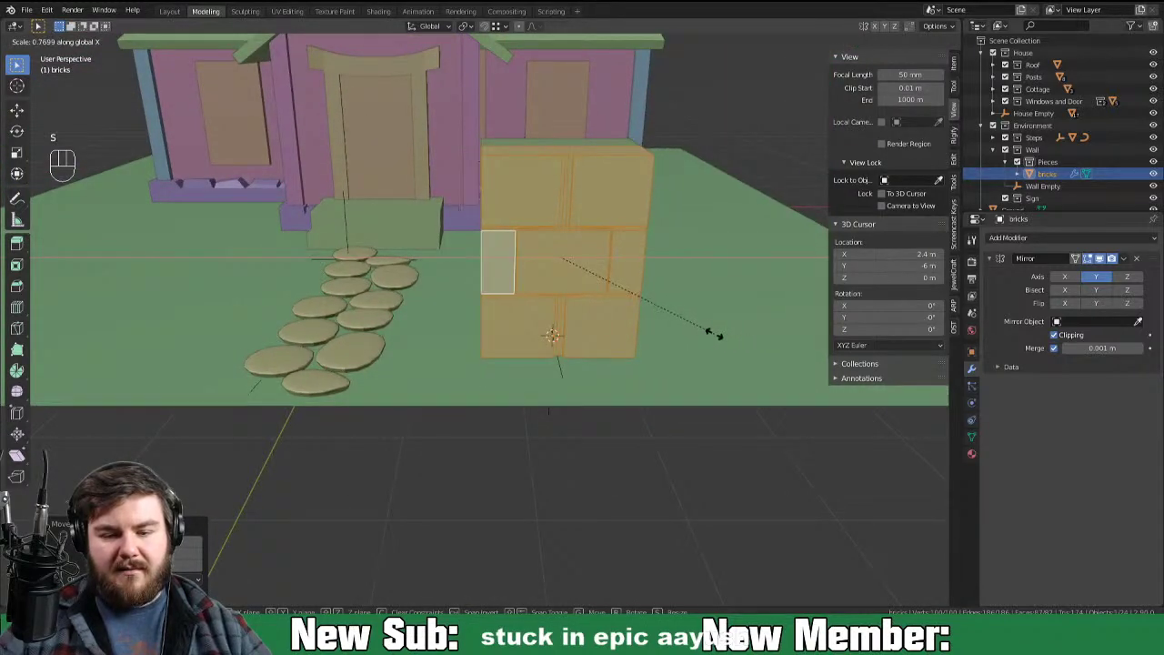
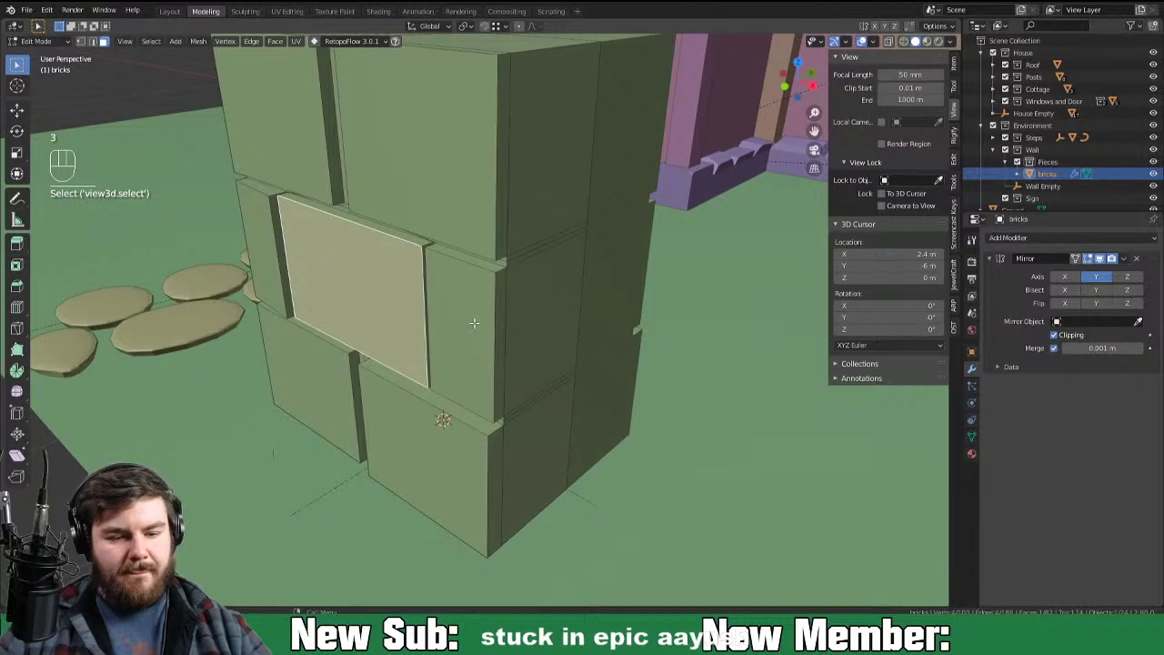
pyautogui.press('g')
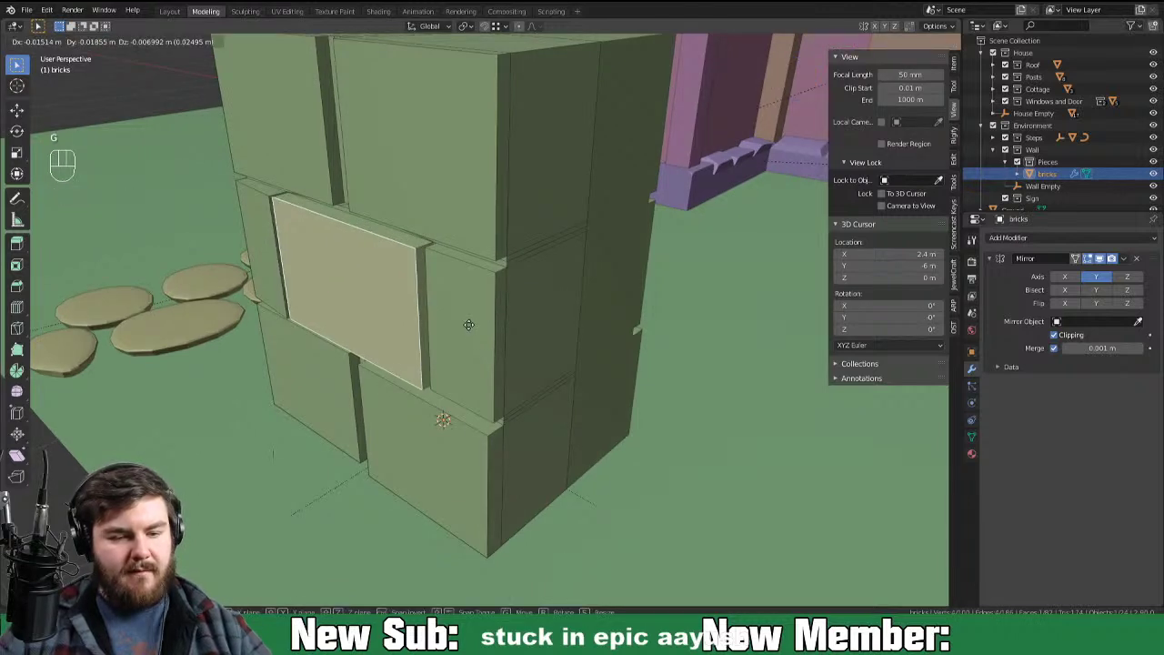
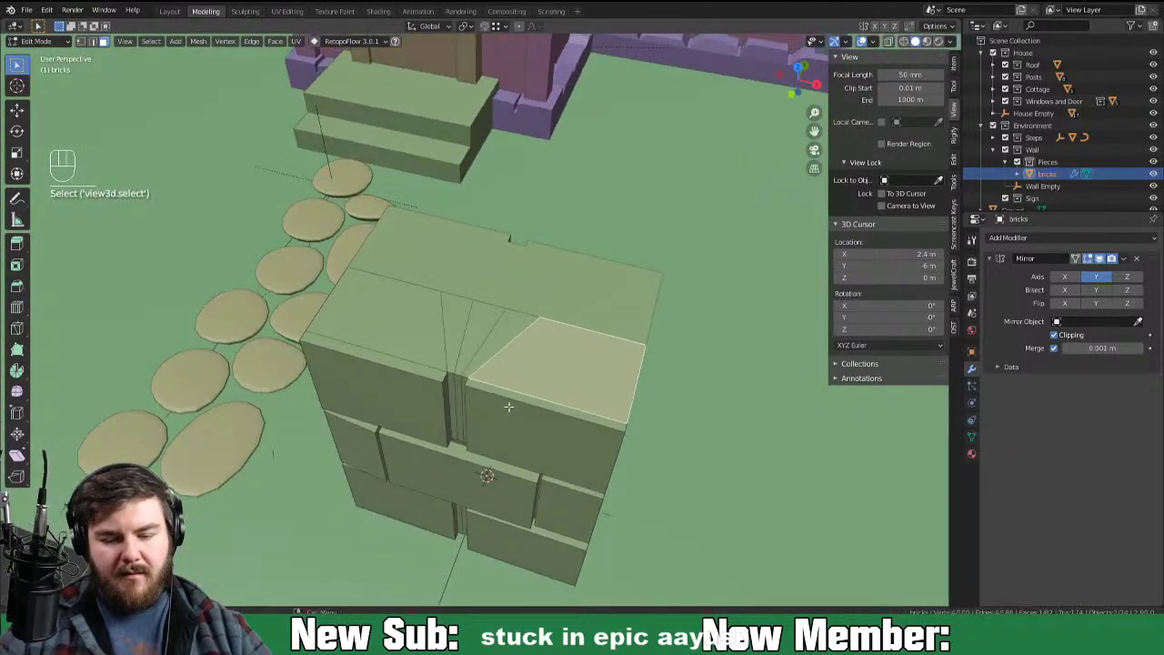
# Step: Edge-slide the upper vertical joint loops sideways so the brick courses stagger
pyautogui.press('2')
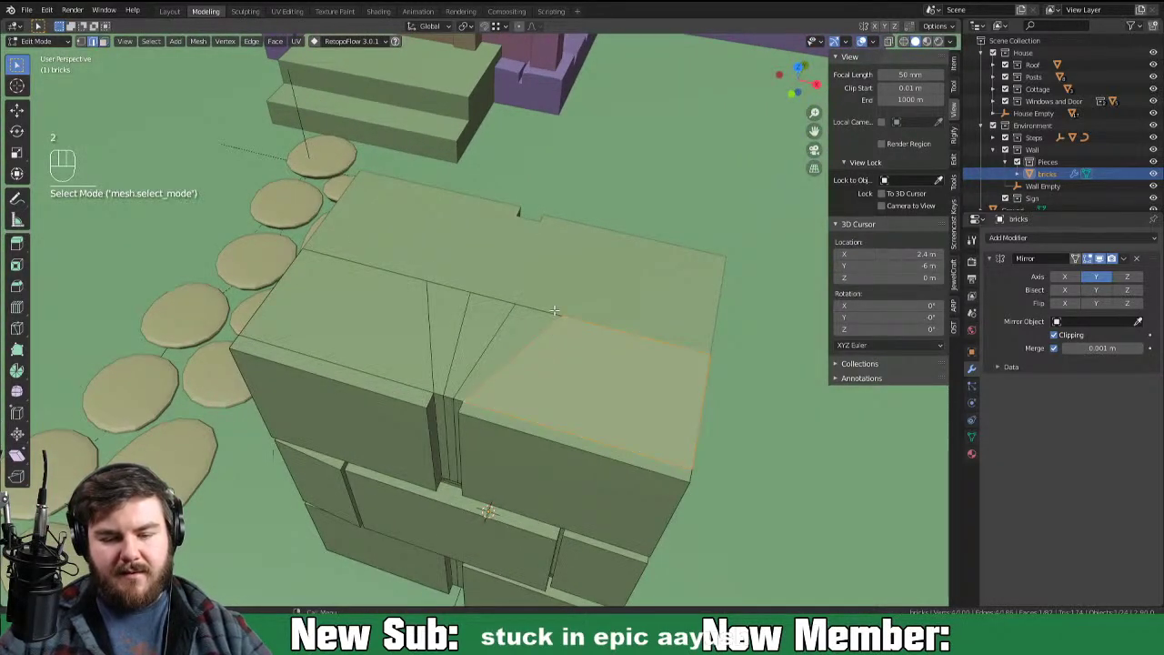
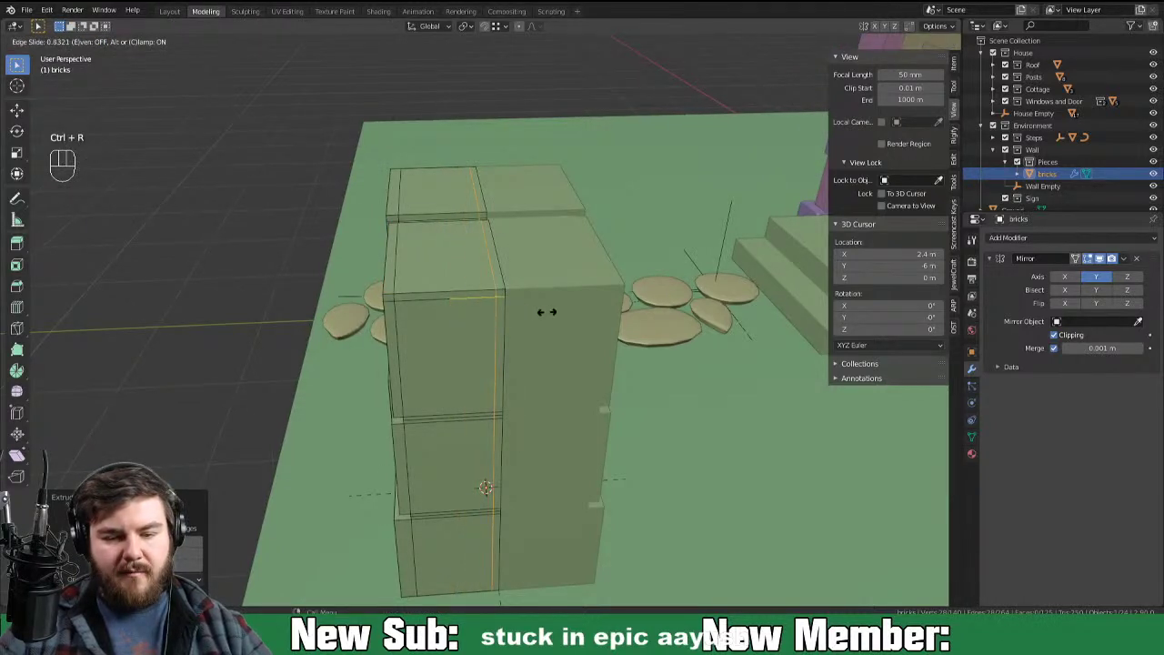
pyautogui.press('3')
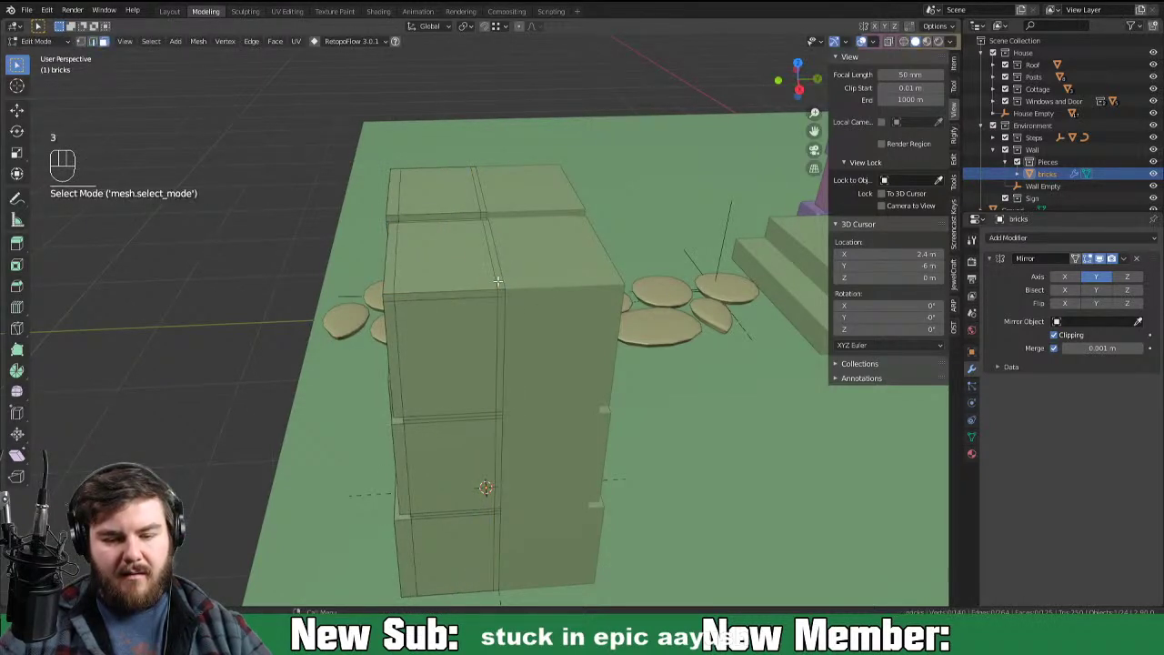
pyautogui.press('ctrl+z')
pyautogui.press('ctrl+r')
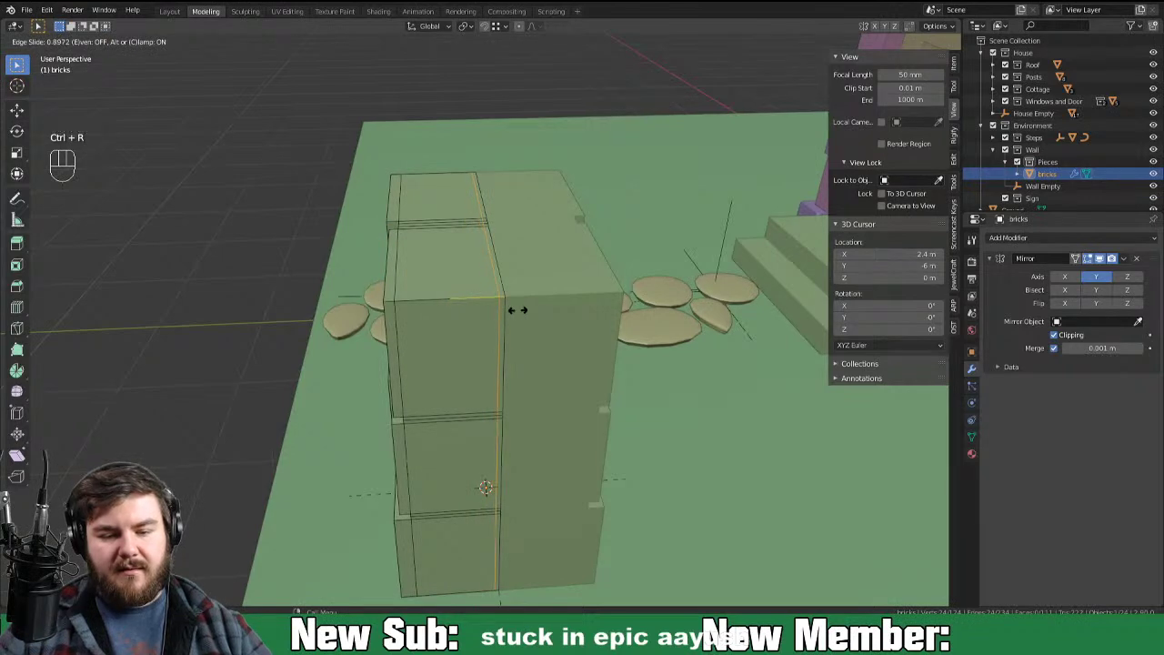
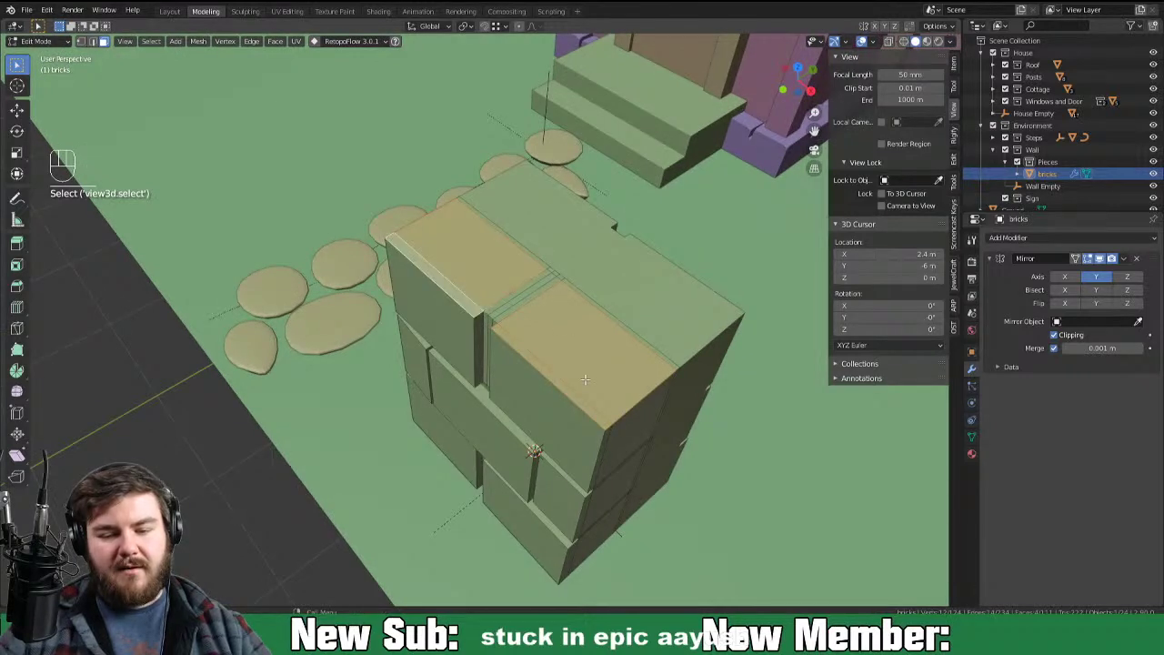
# Step: Push the top brick face a few centimetres outward along its normal
pyautogui.press('e')
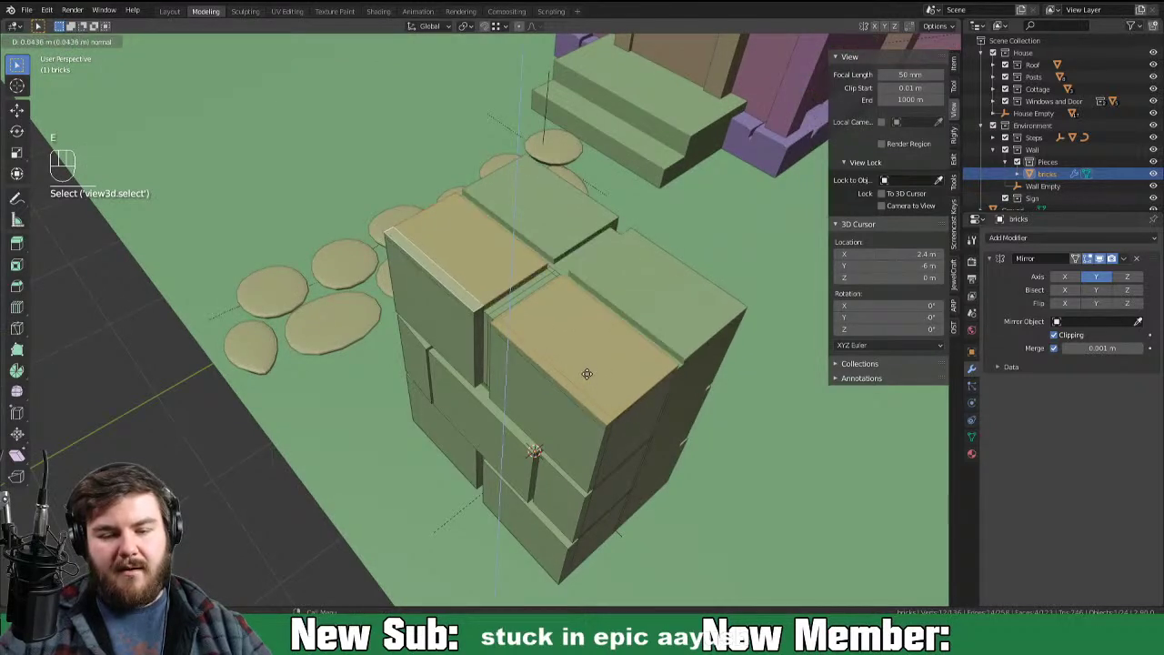
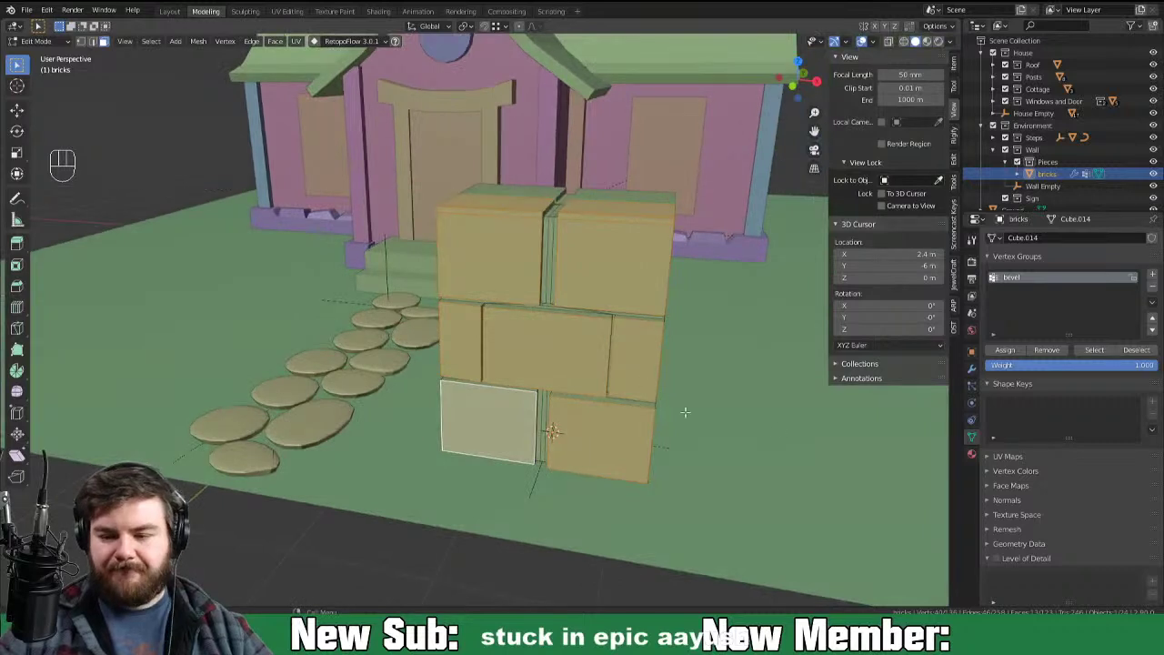
# Step: Back in Object Mode, shrink the brick block to a small size and apply its scale
pyautogui.press('Tab')
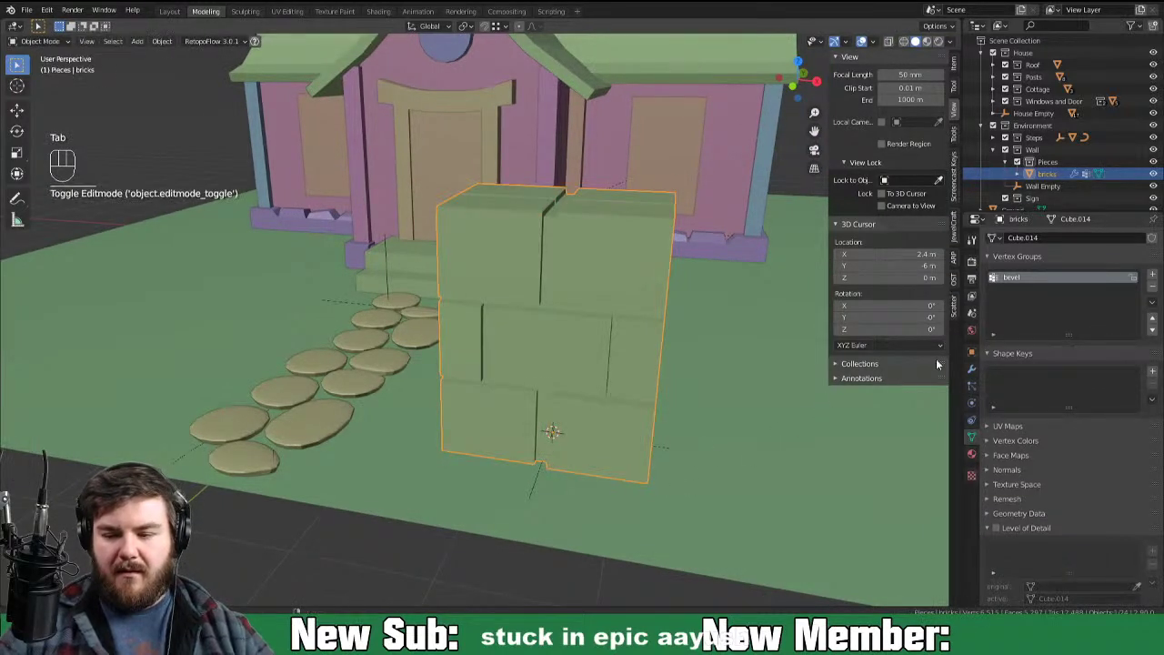
pyautogui.click(973, 380)
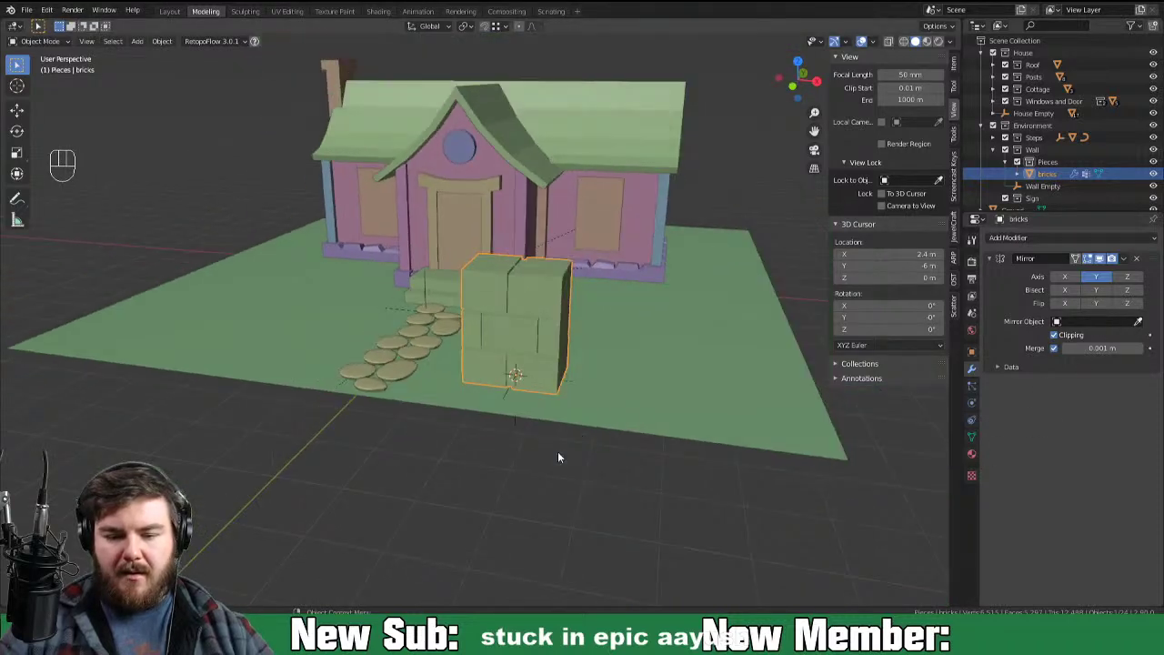
pyautogui.moveTo(586, 415); pyautogui.dragTo(526, 435)
pyautogui.moveTo(564, 430); pyautogui.dragTo(582, 435)
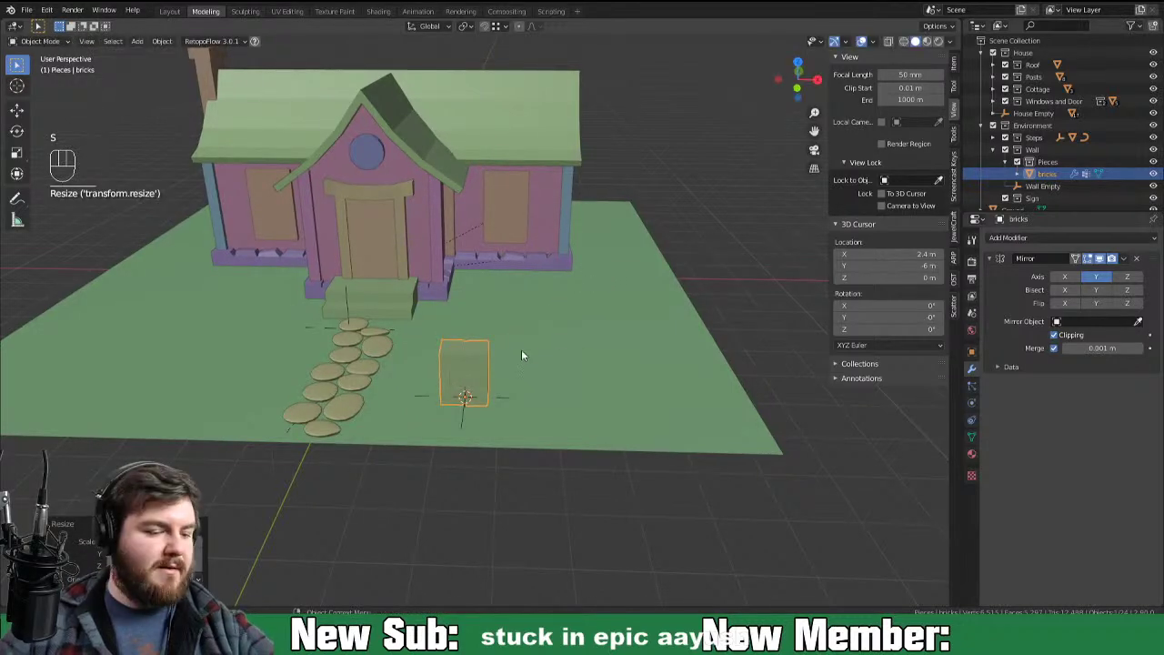
pyautogui.press('KP_1')
pyautogui.press('s')
pyautogui.middleClick(585, 337)
pyautogui.press('ctrl+a')
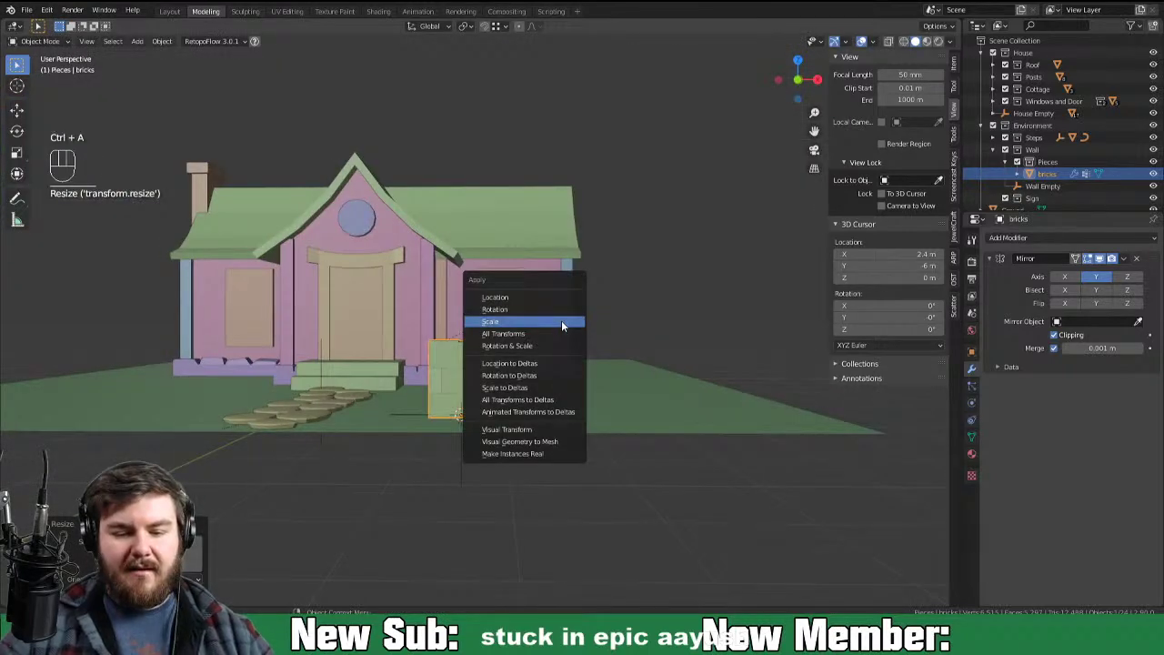
pyautogui.moveTo(536, 404); pyautogui.dragTo(536, 435)
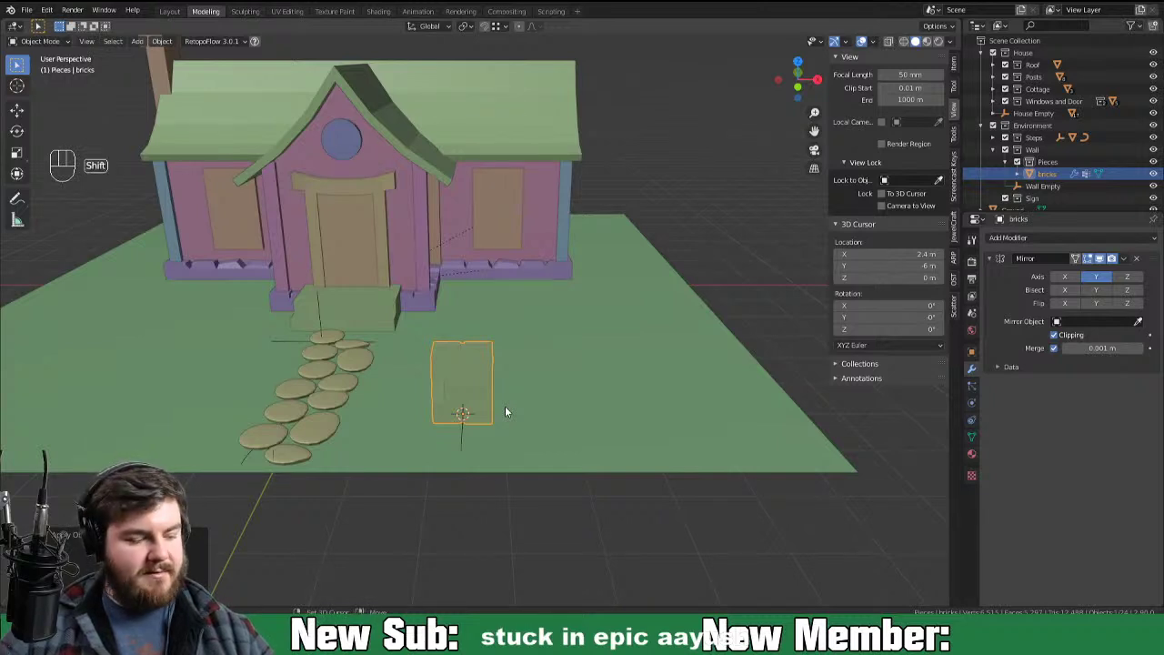
# Step: Duplicate the brick block as bricks.001 and move the copy aside onto the ground by the stone path
pyautogui.press('shift+d')
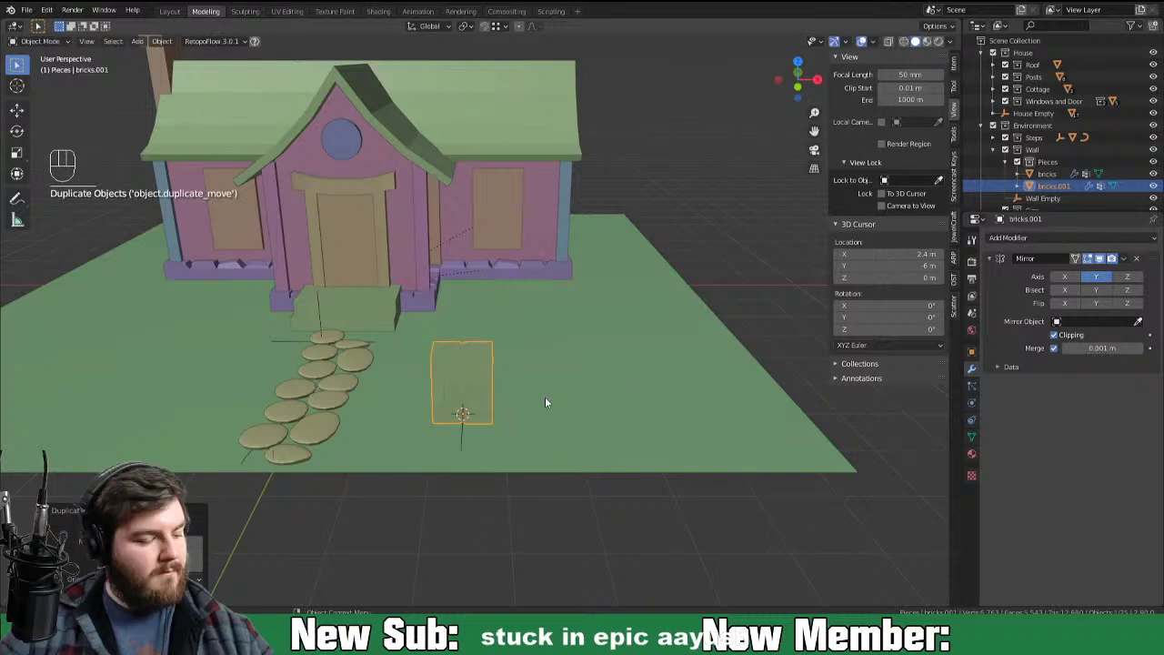
pyautogui.press('ctrl+z')
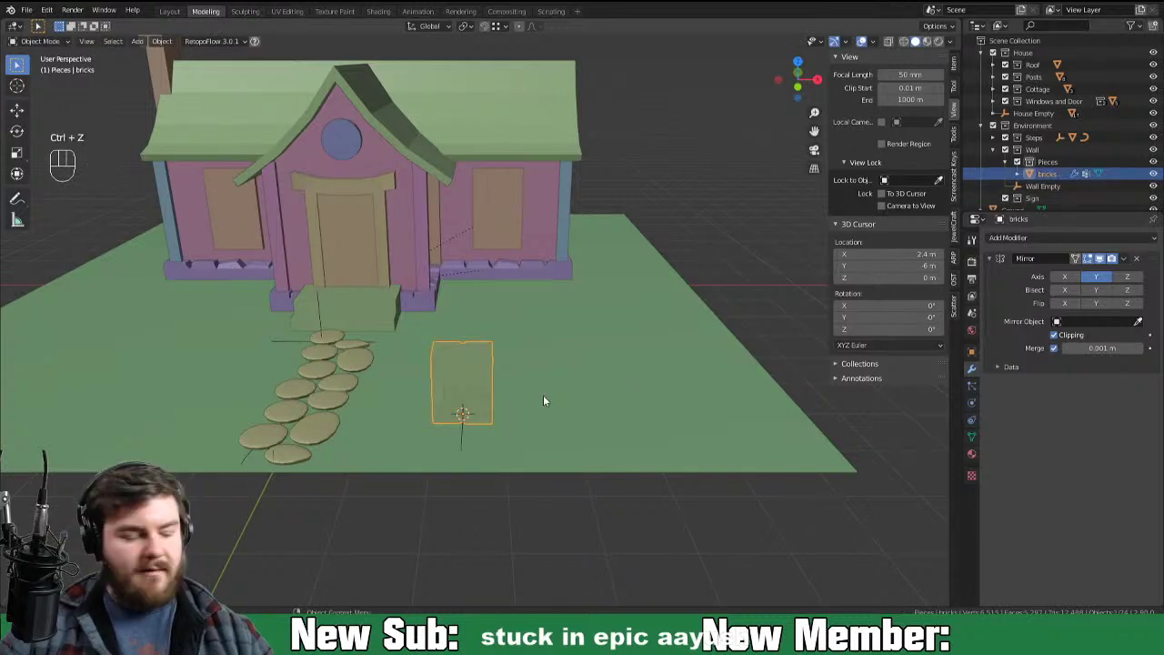
pyautogui.press('alt+d')
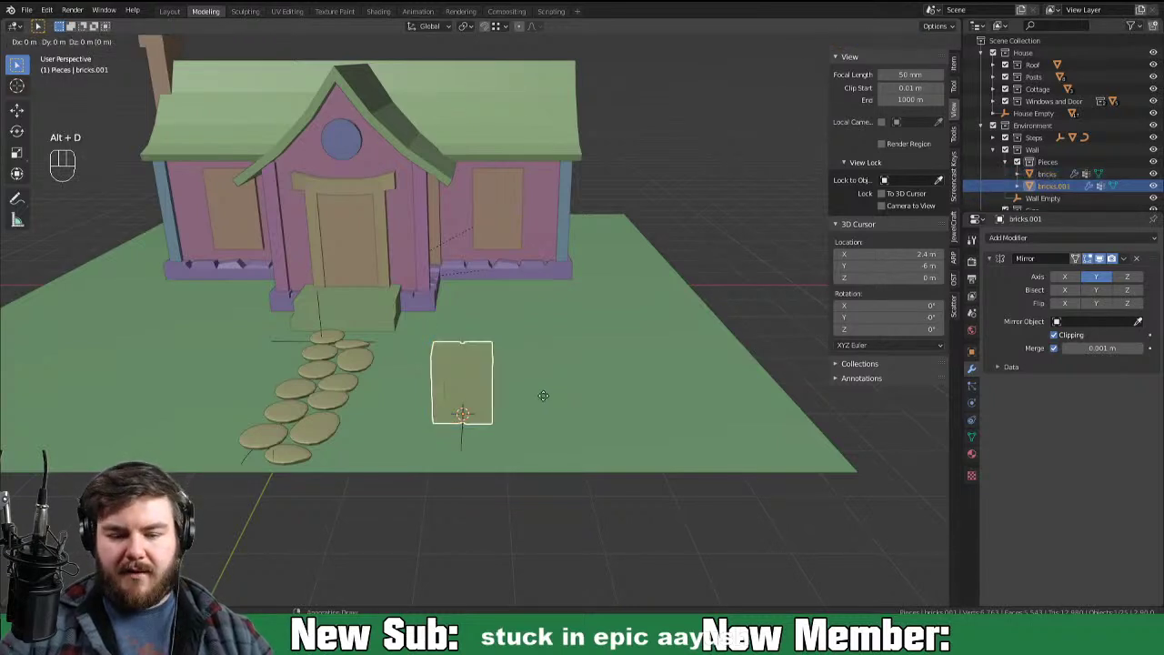
pyautogui.click(1048, 193)
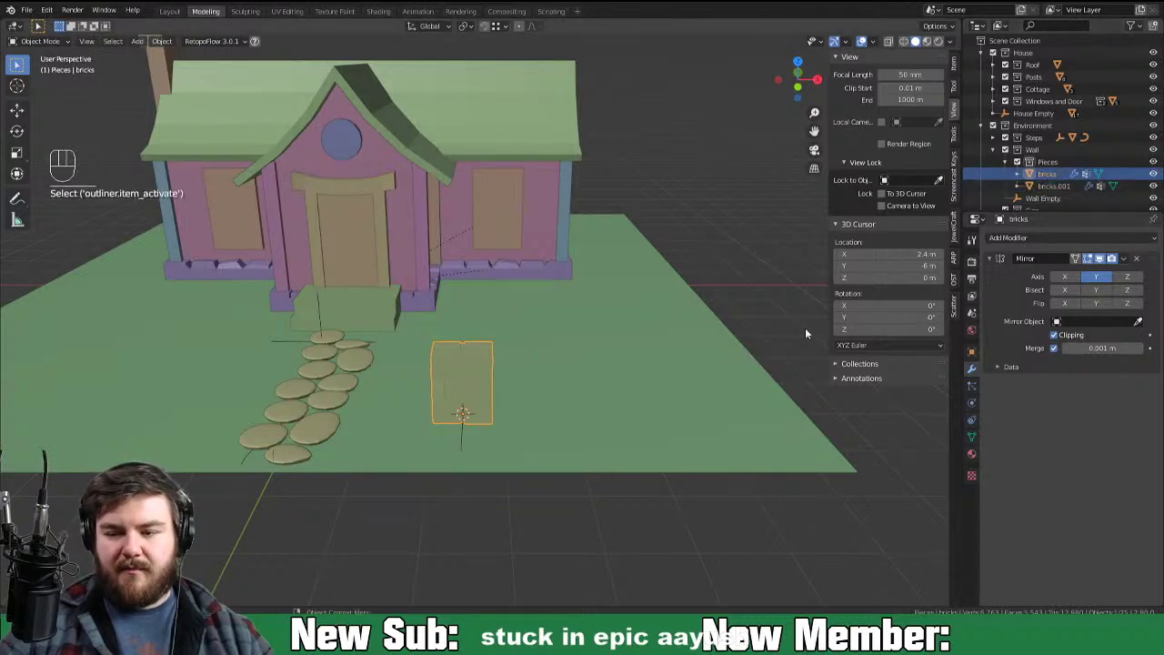
pyautogui.press('g')
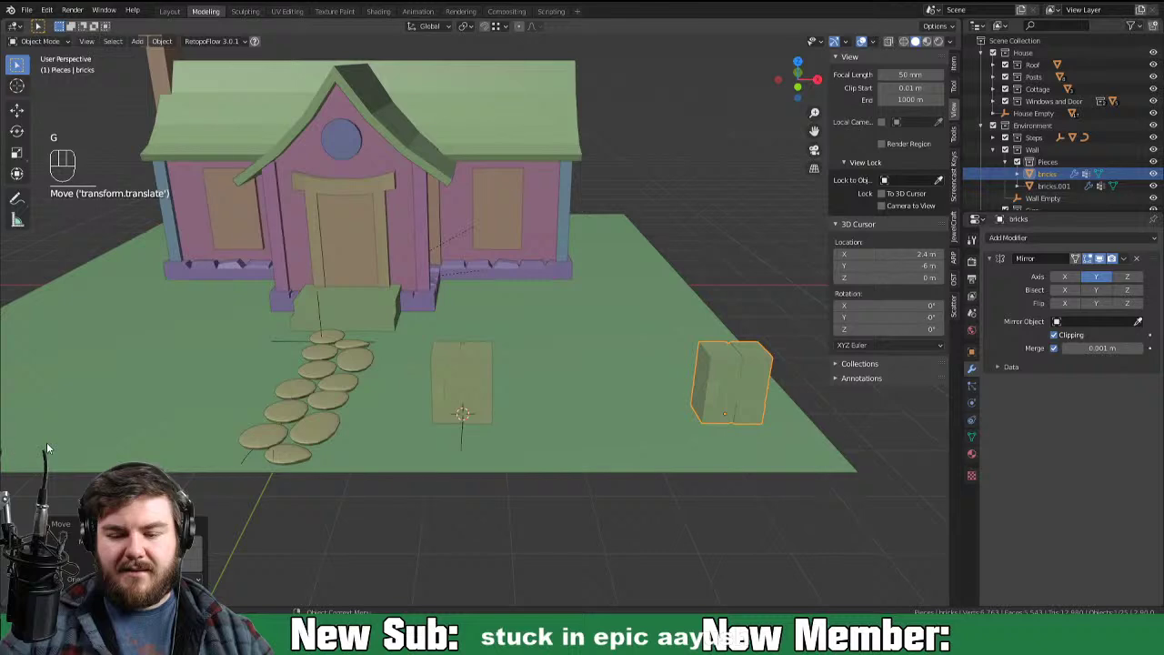
pyautogui.moveTo(596, 459); pyautogui.dragTo(341, 544)
pyautogui.press('g')
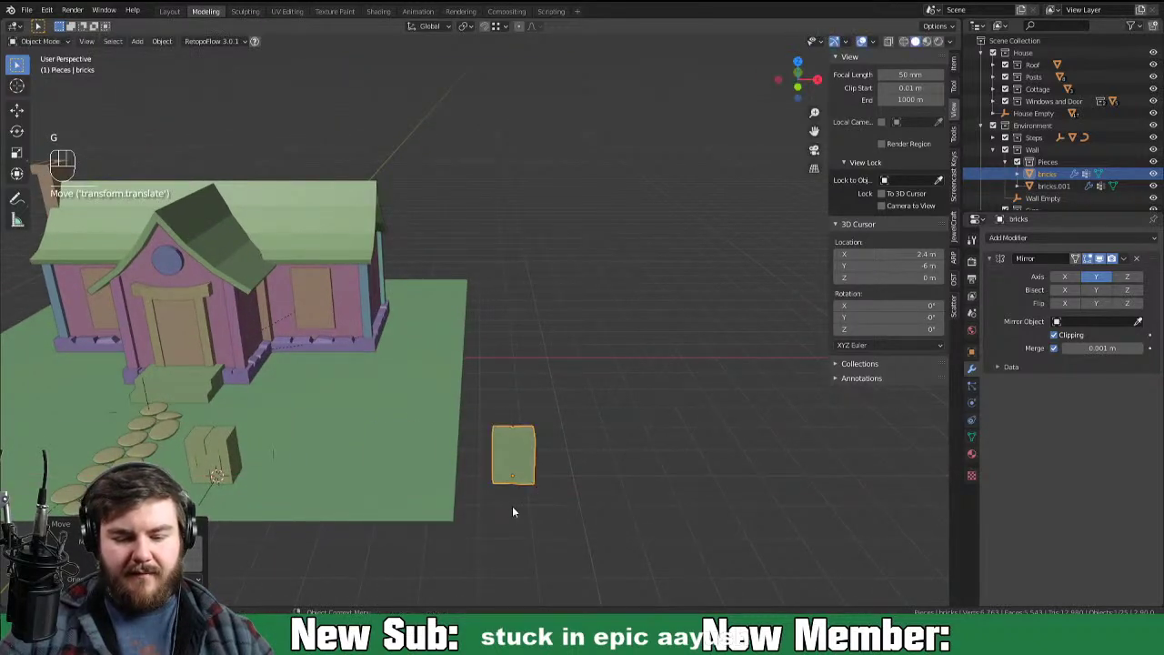
pyautogui.moveTo(441, 536); pyautogui.dragTo(464, 512)
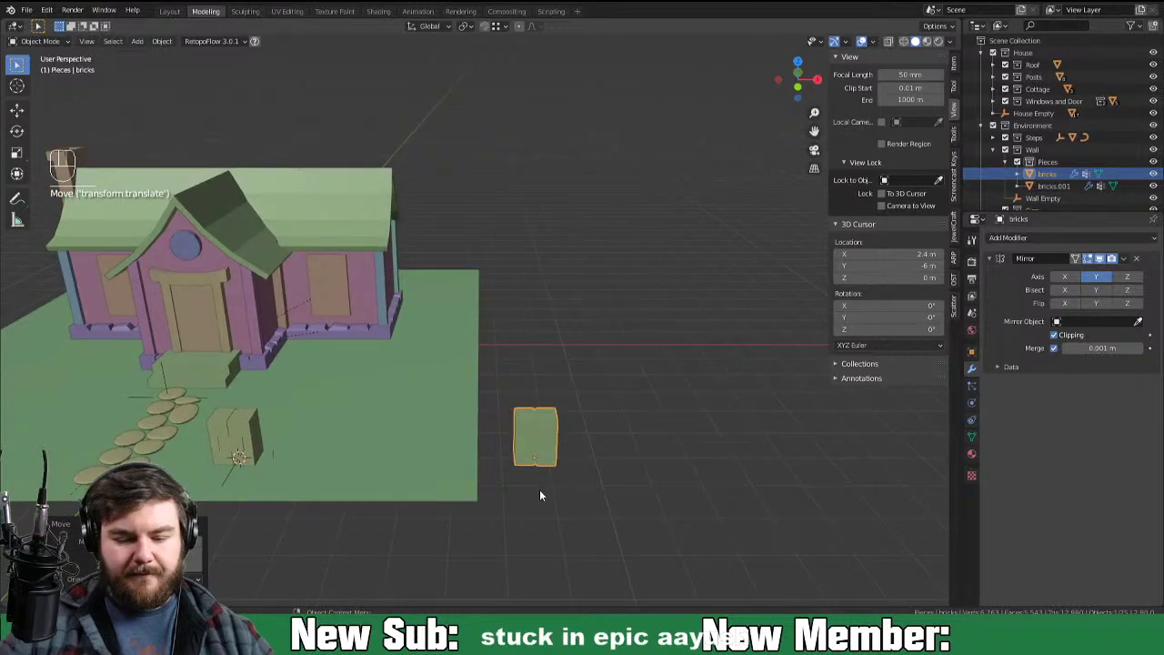
pyautogui.middleClick(383, 532)
pyautogui.moveTo(304, 542); pyautogui.dragTo(444, 493)
pyautogui.click(372, 442)
pyautogui.moveTo(1052, 240); pyautogui.dragTo(920, 443)
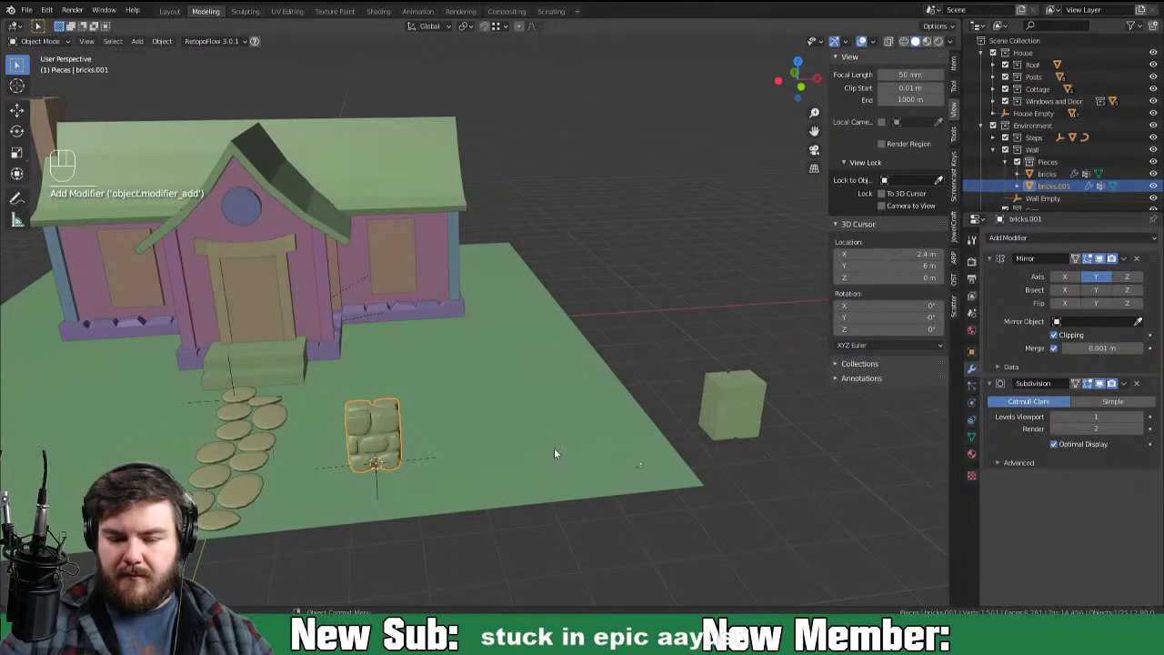
pyautogui.moveTo(581, 444); pyautogui.dragTo(562, 433)
pyautogui.moveTo(477, 450); pyautogui.dragTo(598, 391)
pyautogui.moveTo(647, 403); pyautogui.dragTo(618, 393)
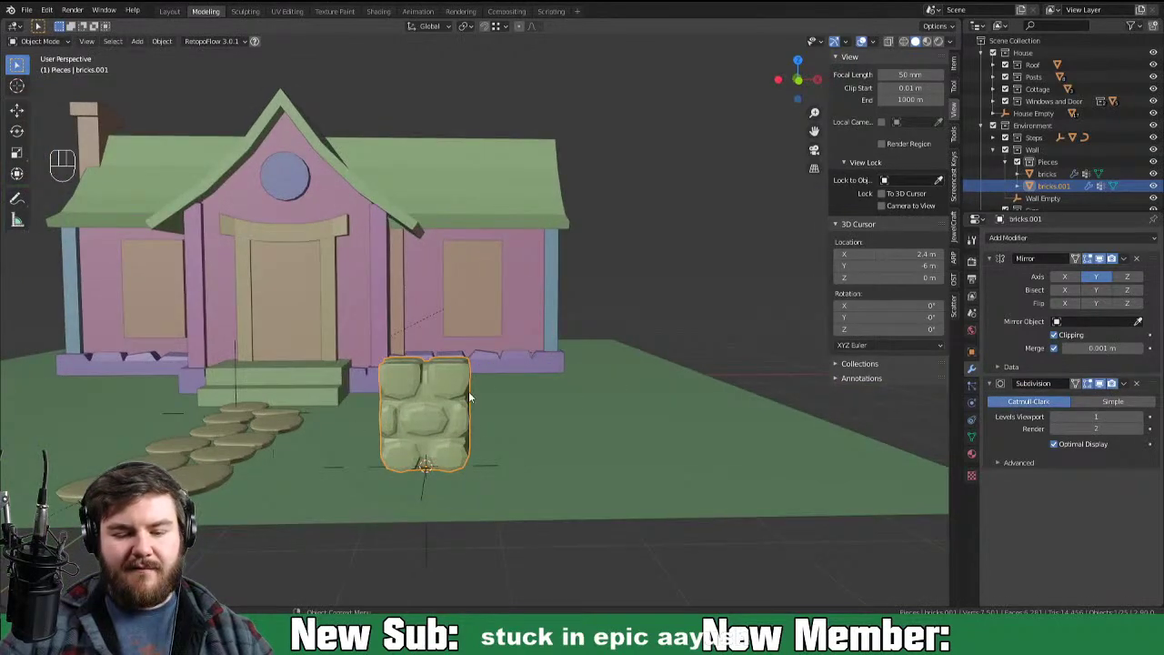
pyautogui.moveTo(454, 442); pyautogui.dragTo(485, 427)
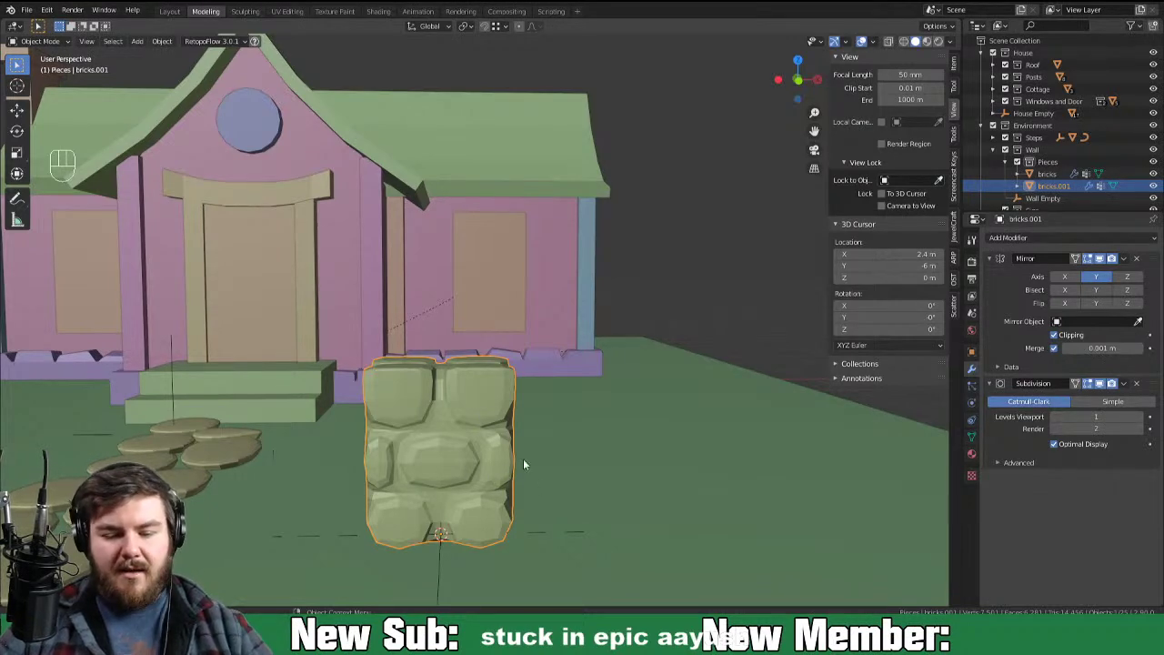
pyautogui.moveTo(505, 438); pyautogui.dragTo(505, 462)
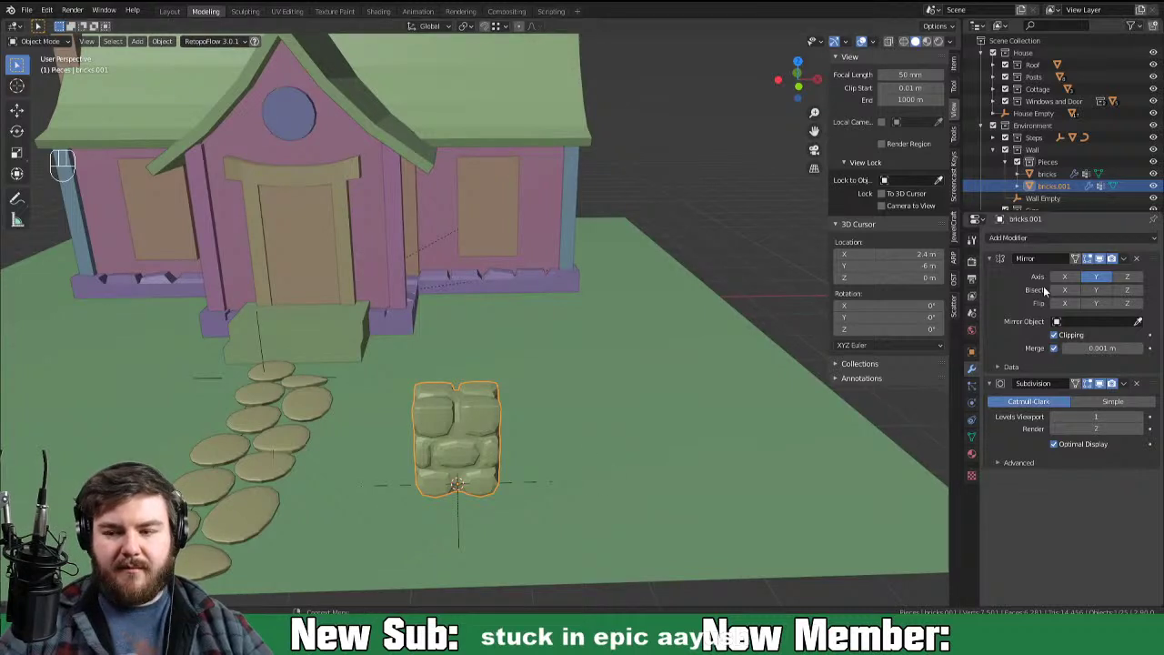
pyautogui.click(858, 424)
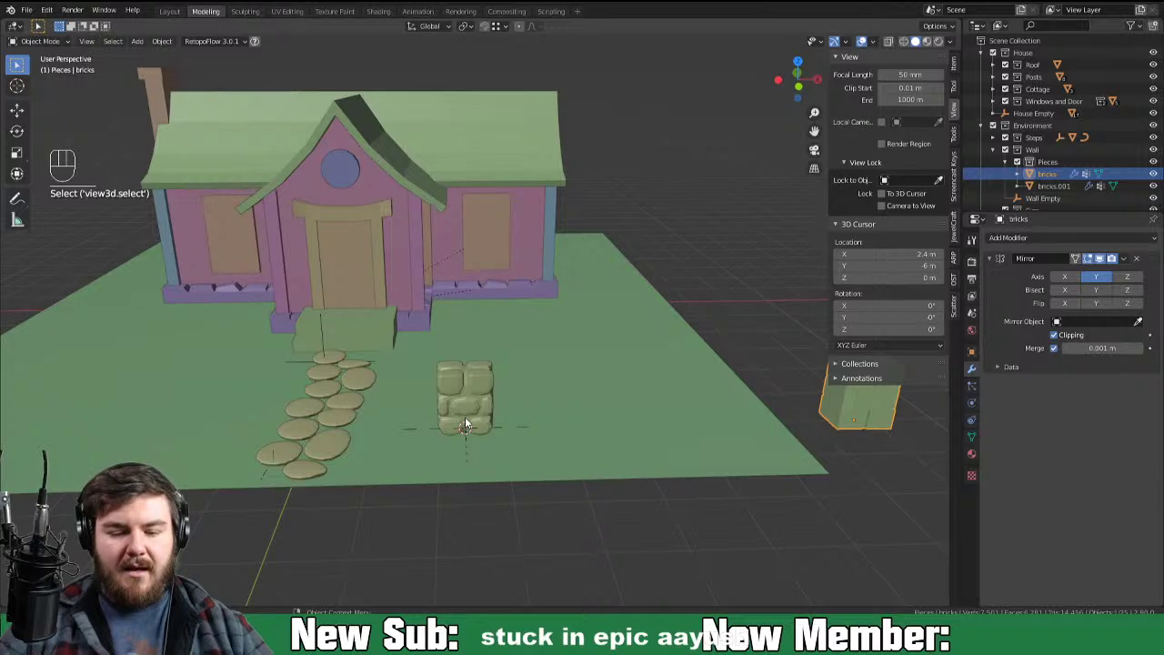
pyautogui.click(471, 423)
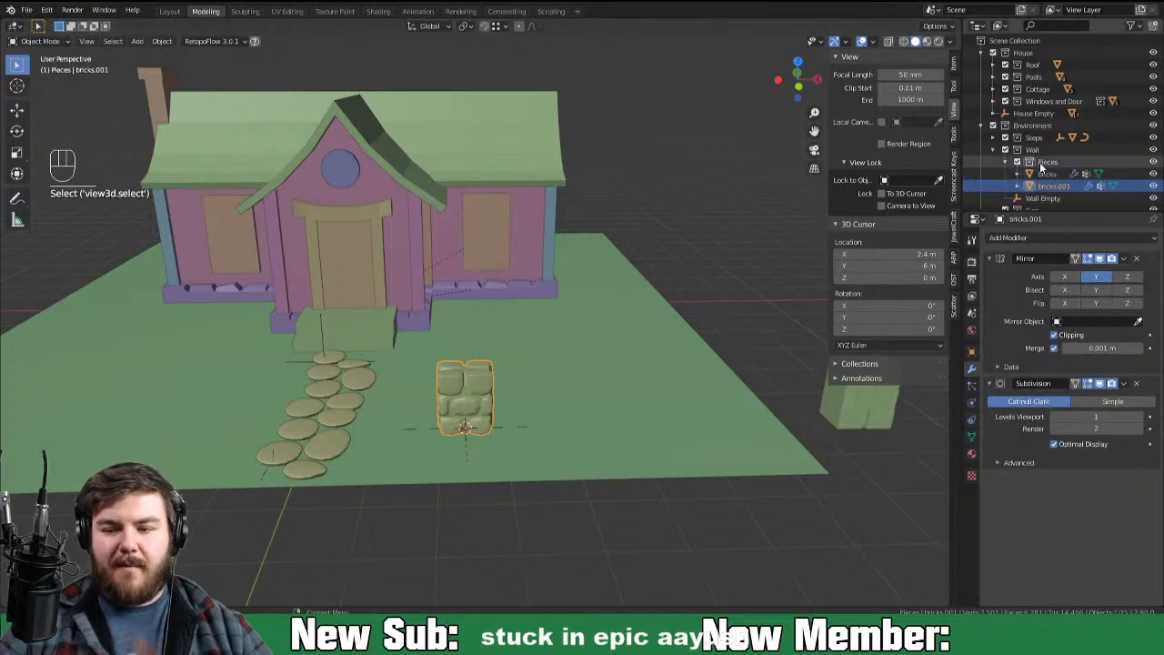
# Step: With Wall Empty selected, add a NURBS path curve and enter Edit Mode, deleting its default points
pyautogui.click(1041, 204)
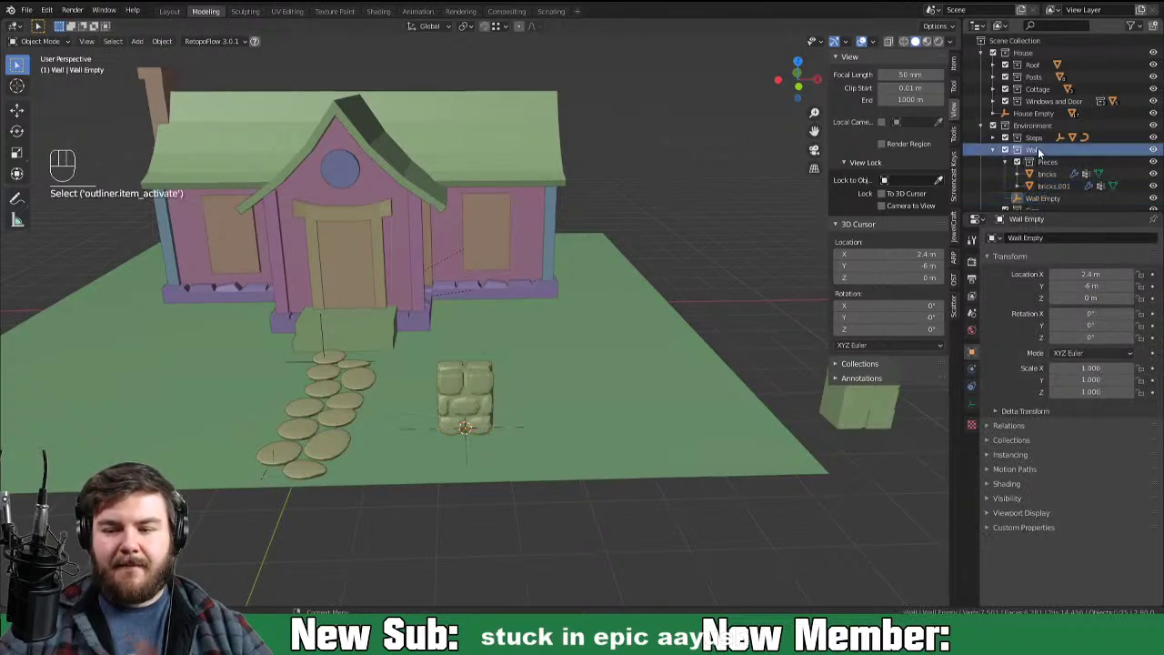
pyautogui.press('shift+a')
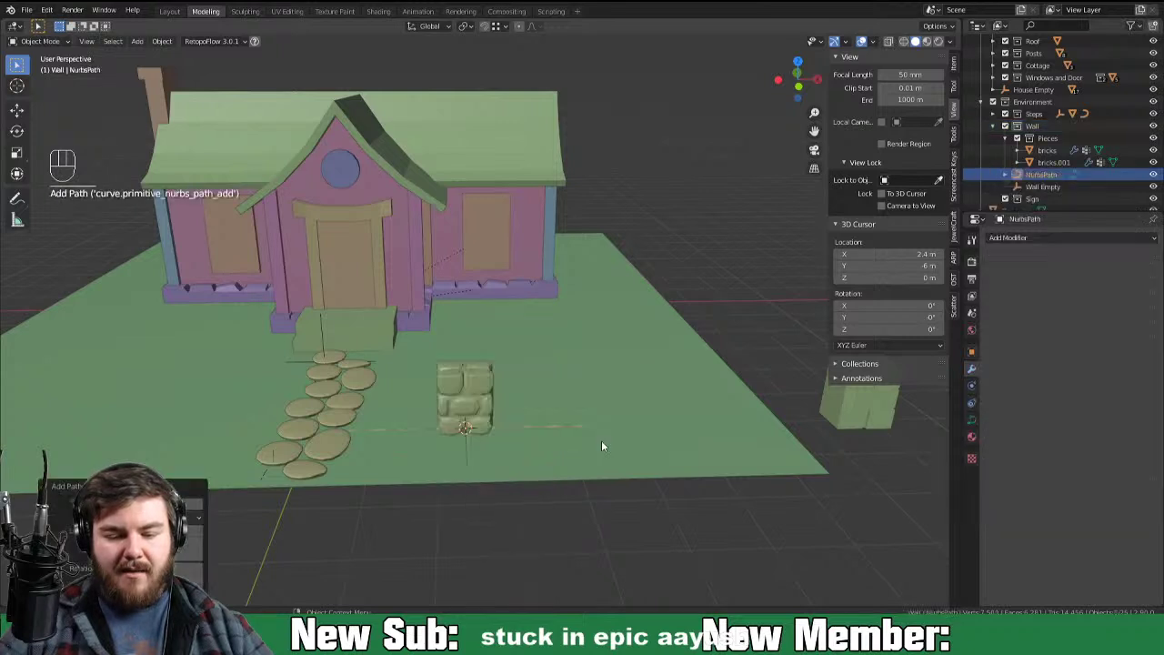
pyautogui.press('Tab')
pyautogui.press('x')
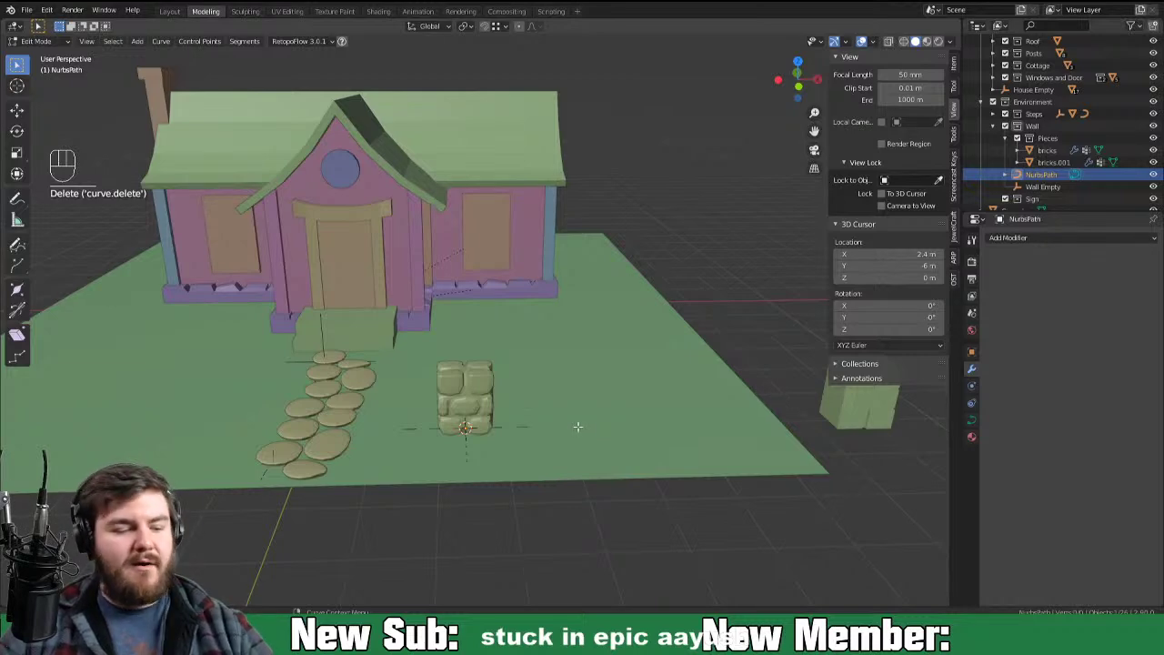
# Step: In top view, shape the path's left side and front ends so the two open ends line up horizontally
pyautogui.press('KP_7')
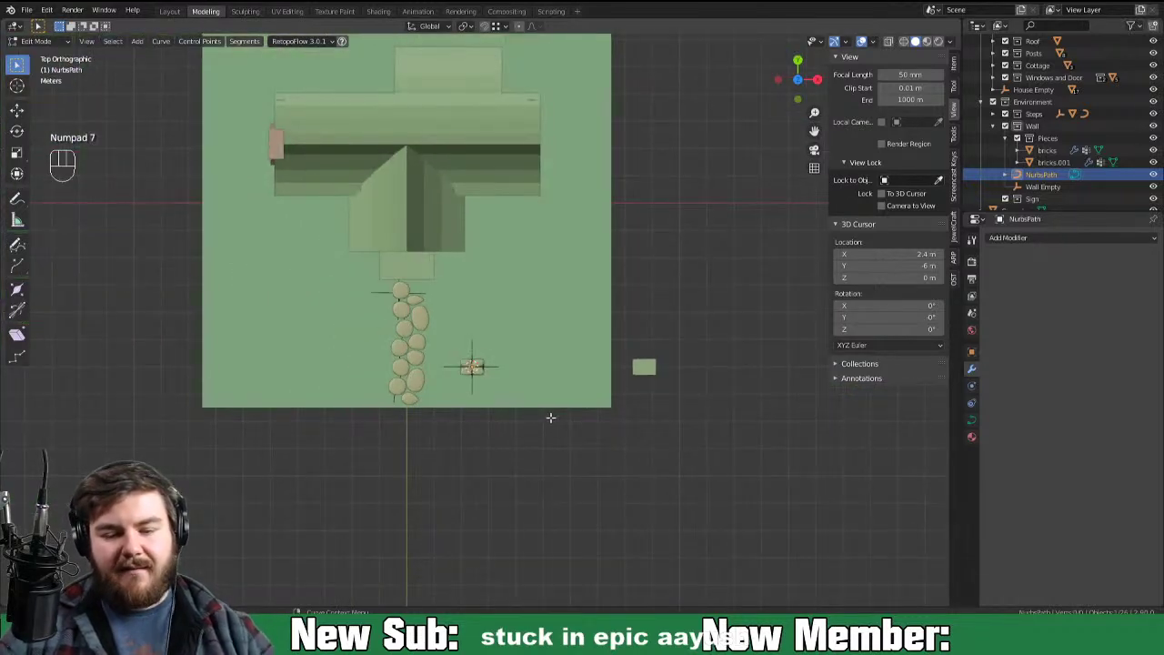
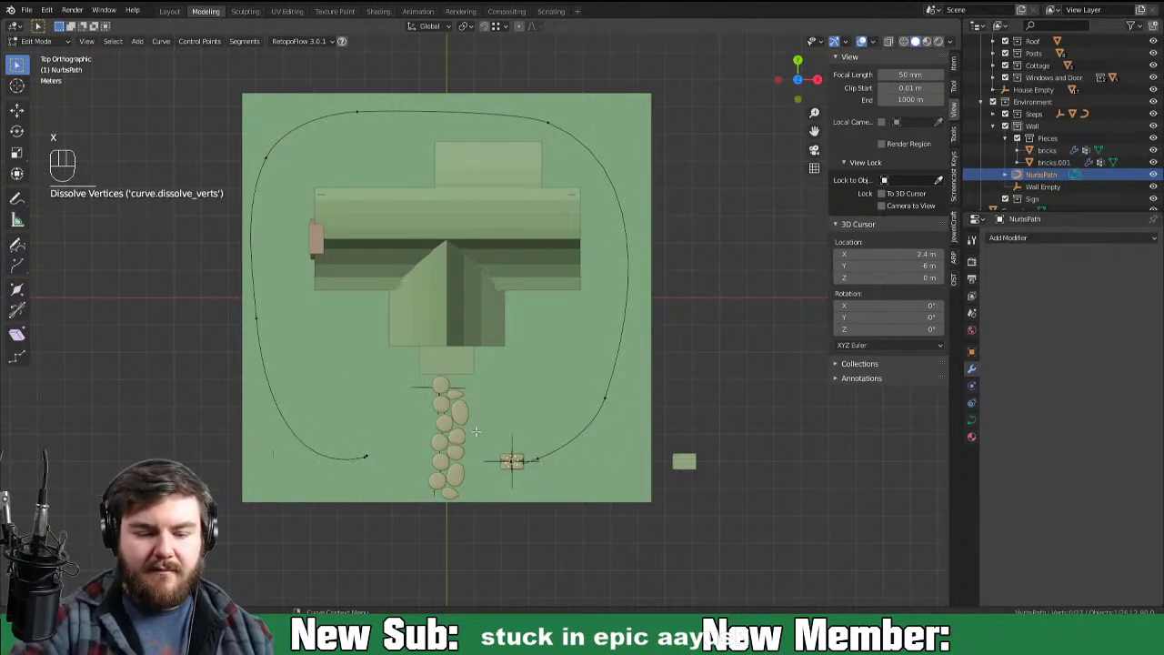
pyautogui.press('a')
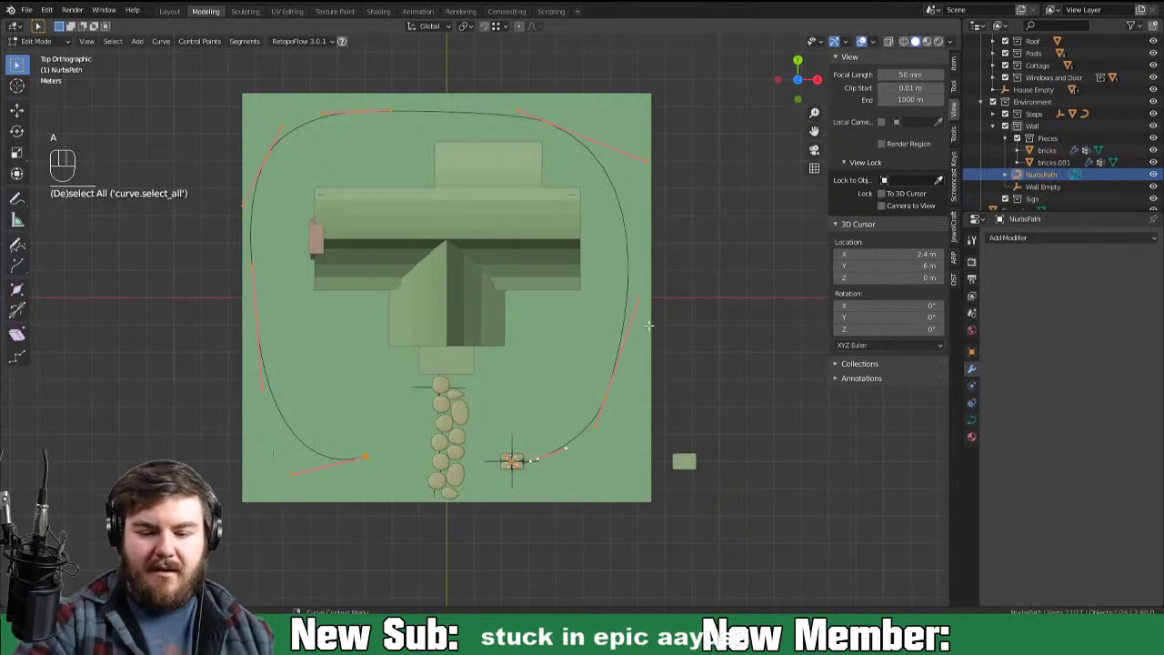
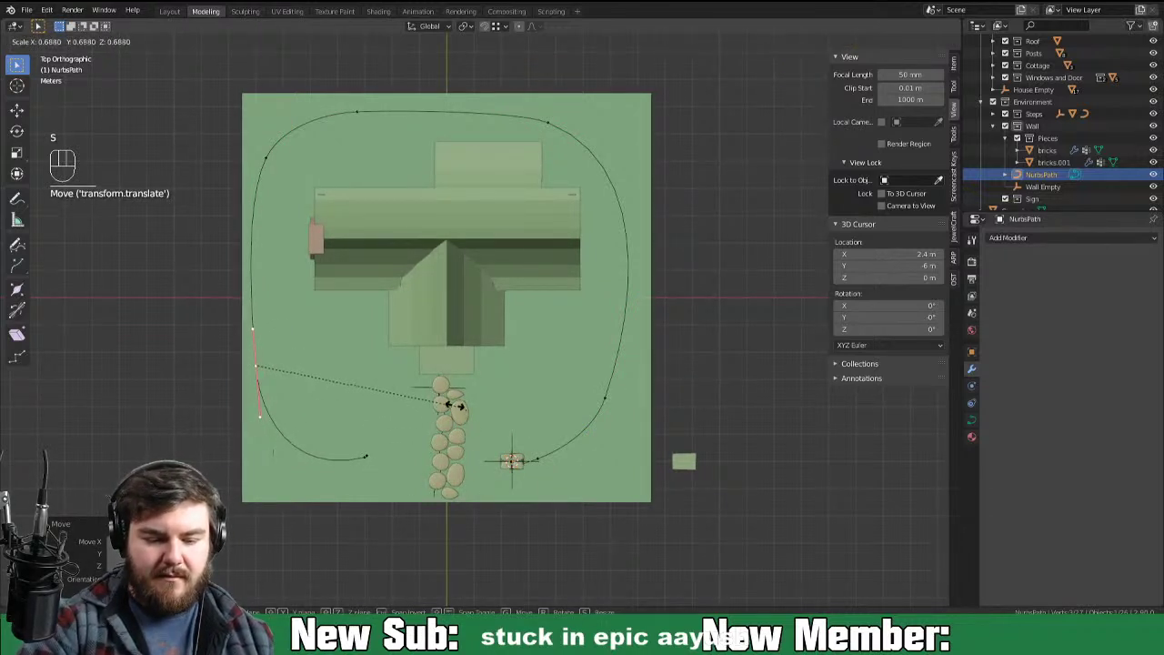
pyautogui.press('s')
pyautogui.press('r')
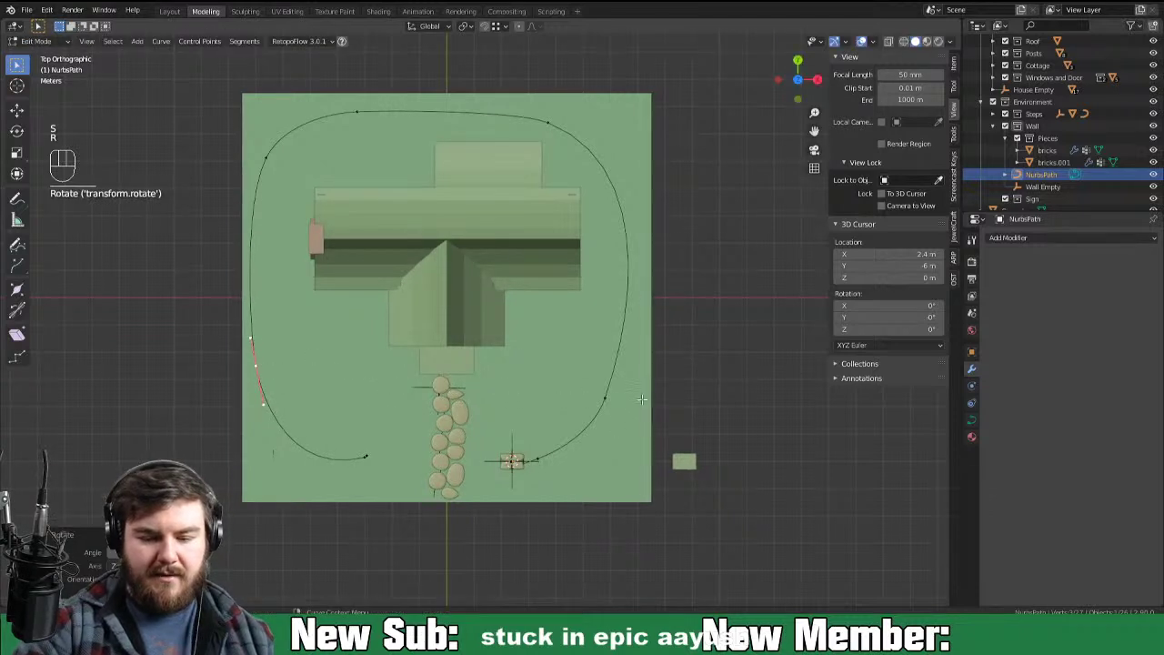
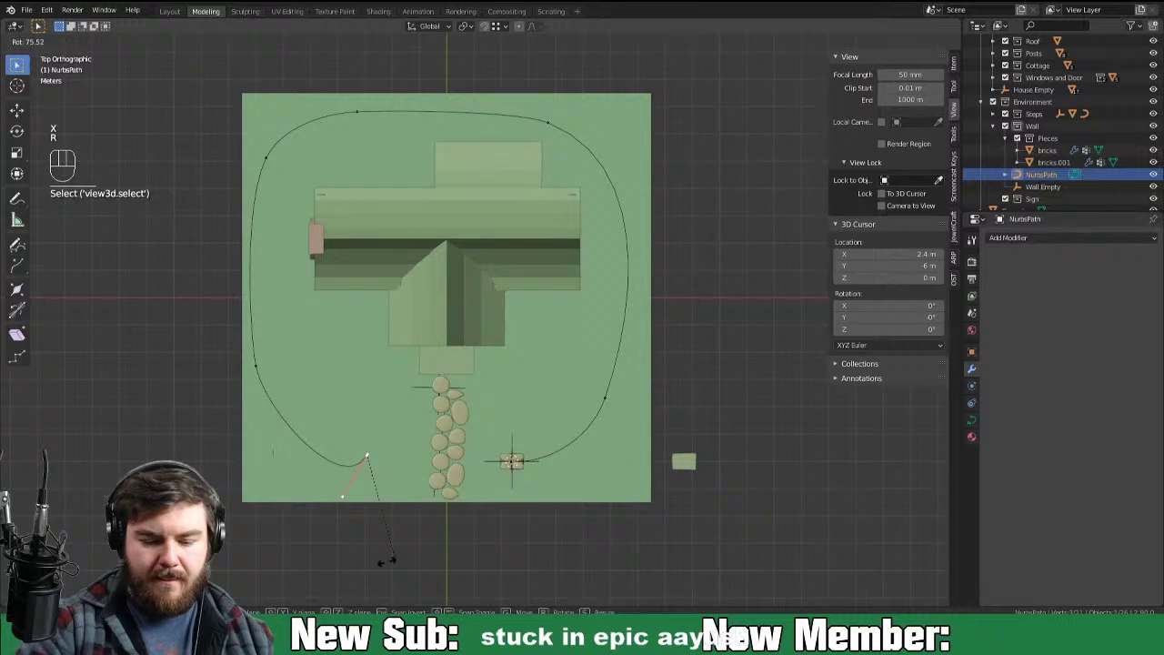
pyautogui.press('g')
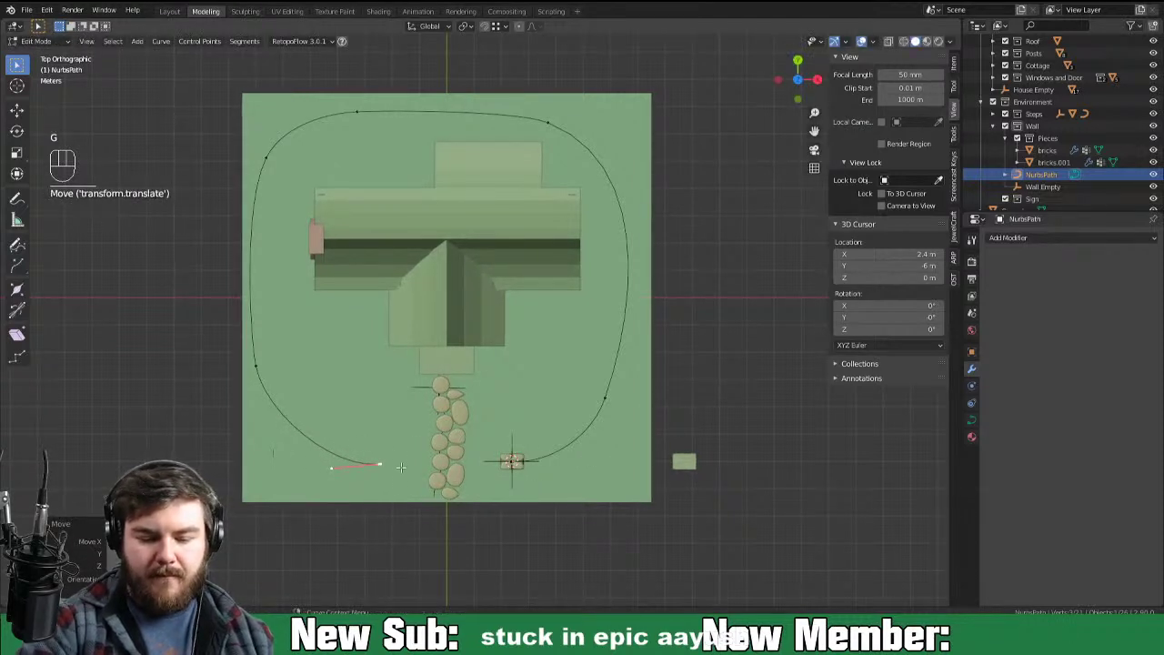
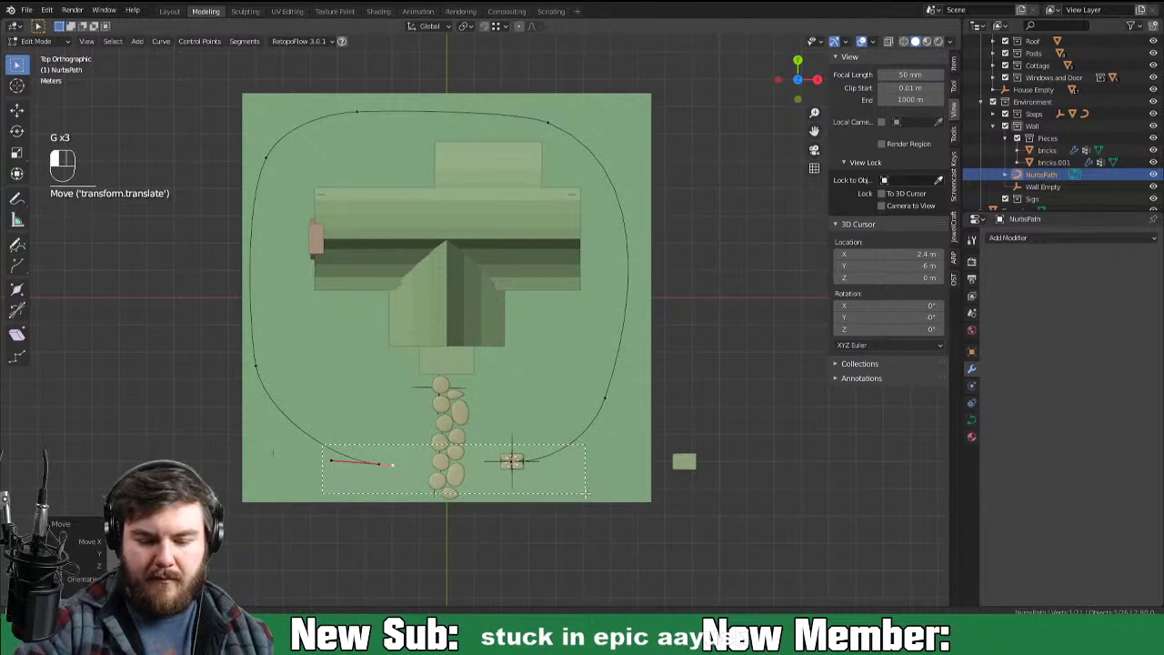
pyautogui.press('s')
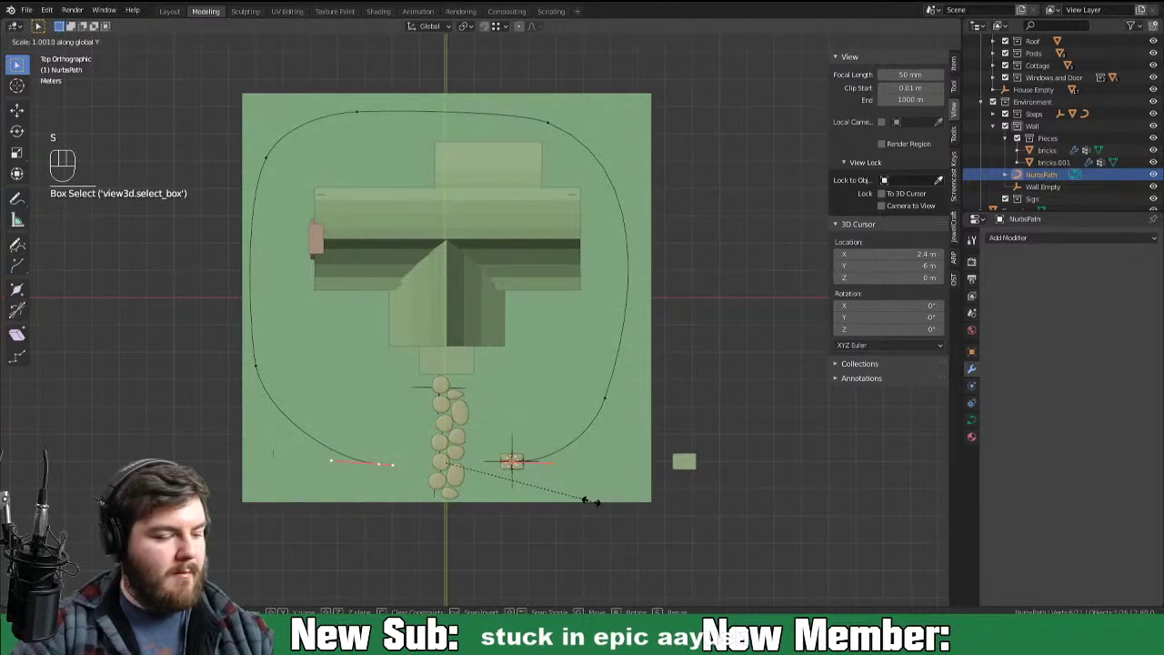
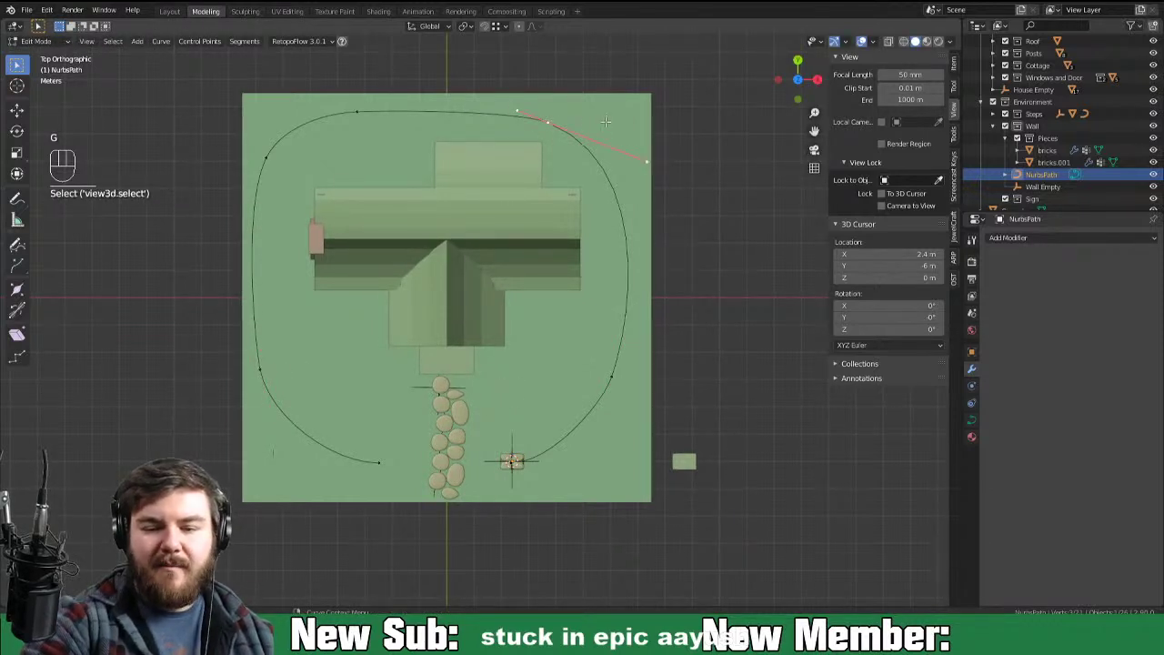
# Step: Reshape the loop's top and right side so the curve encircles the cottage
pyautogui.press('g')
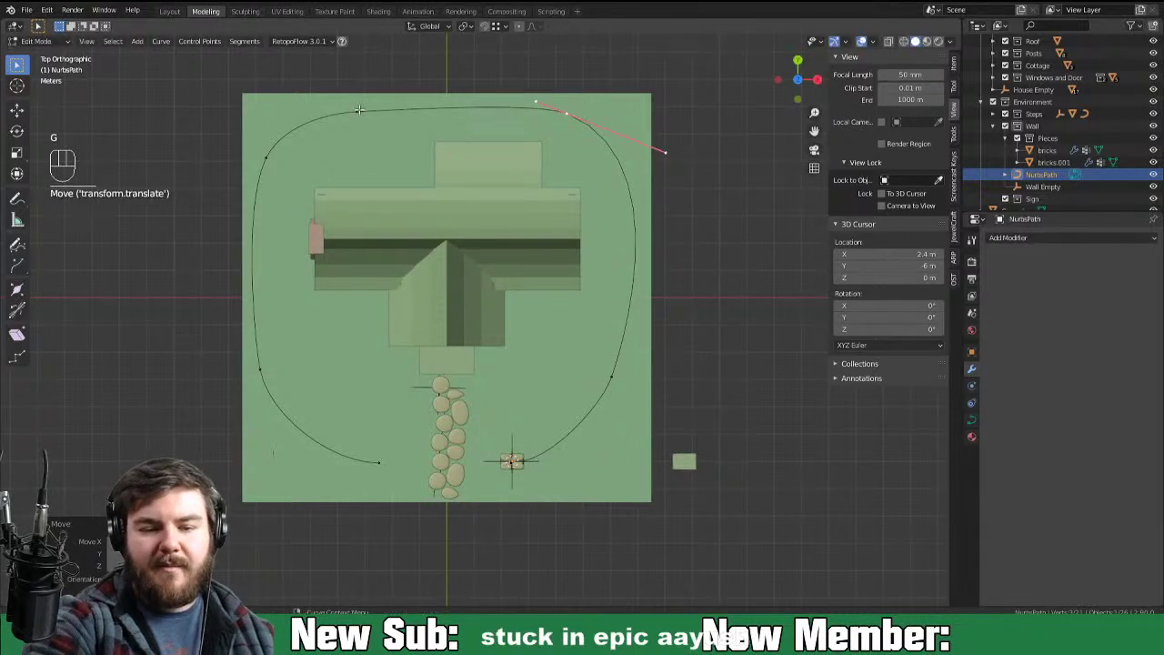
pyautogui.press('x')
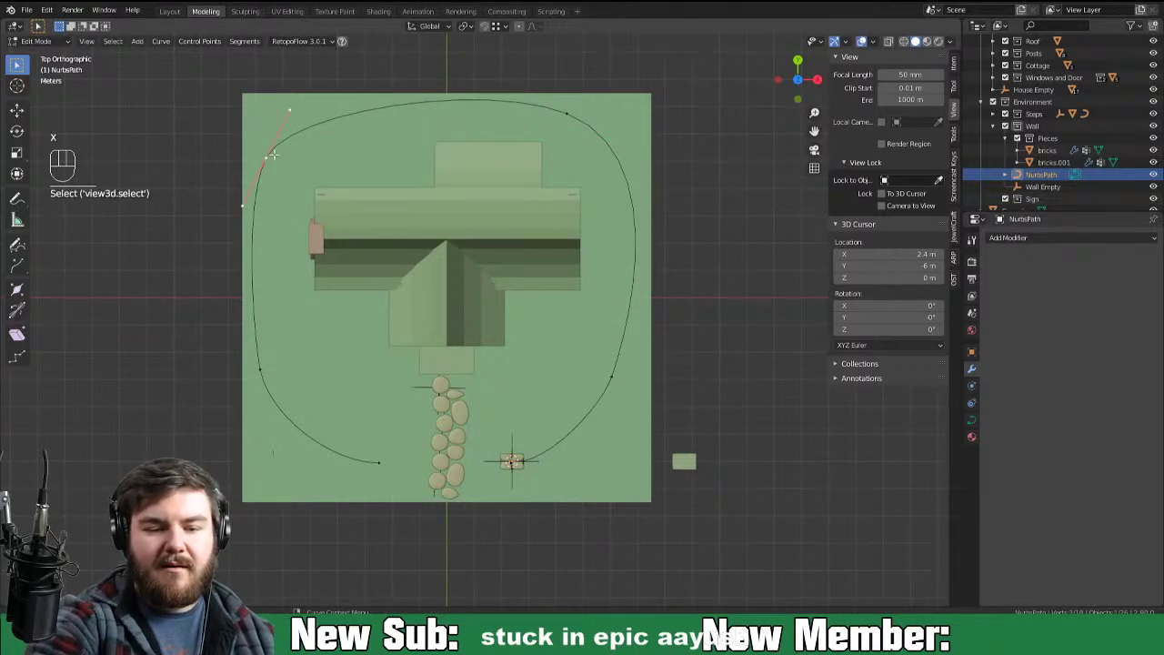
pyautogui.press('g')
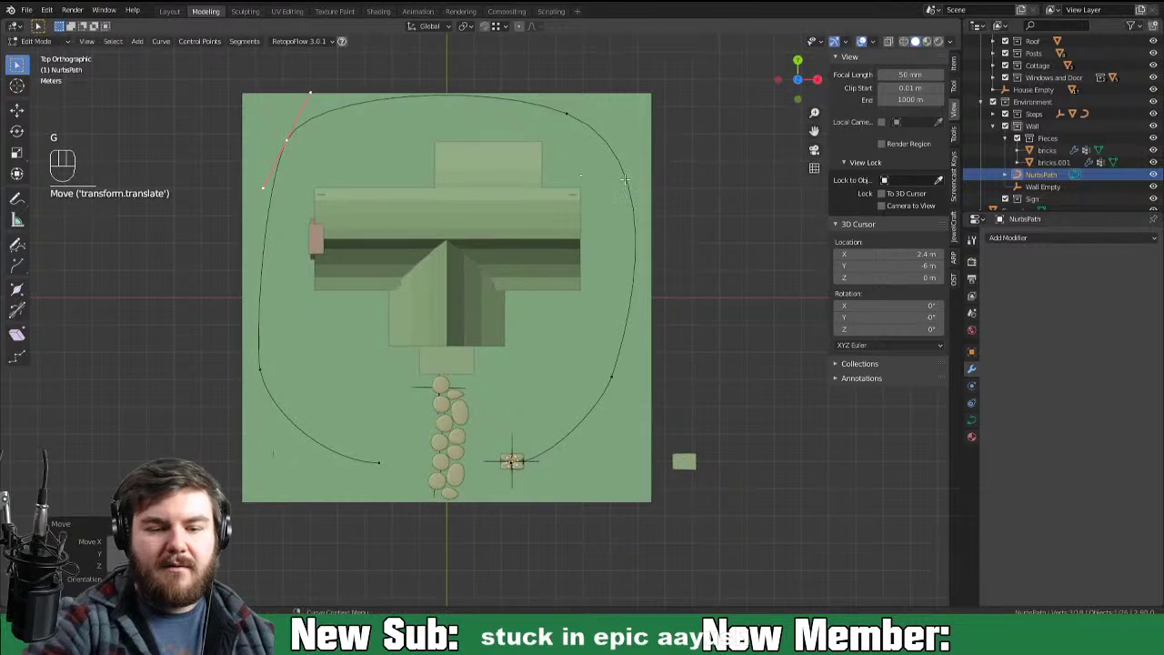
pyautogui.press('r')
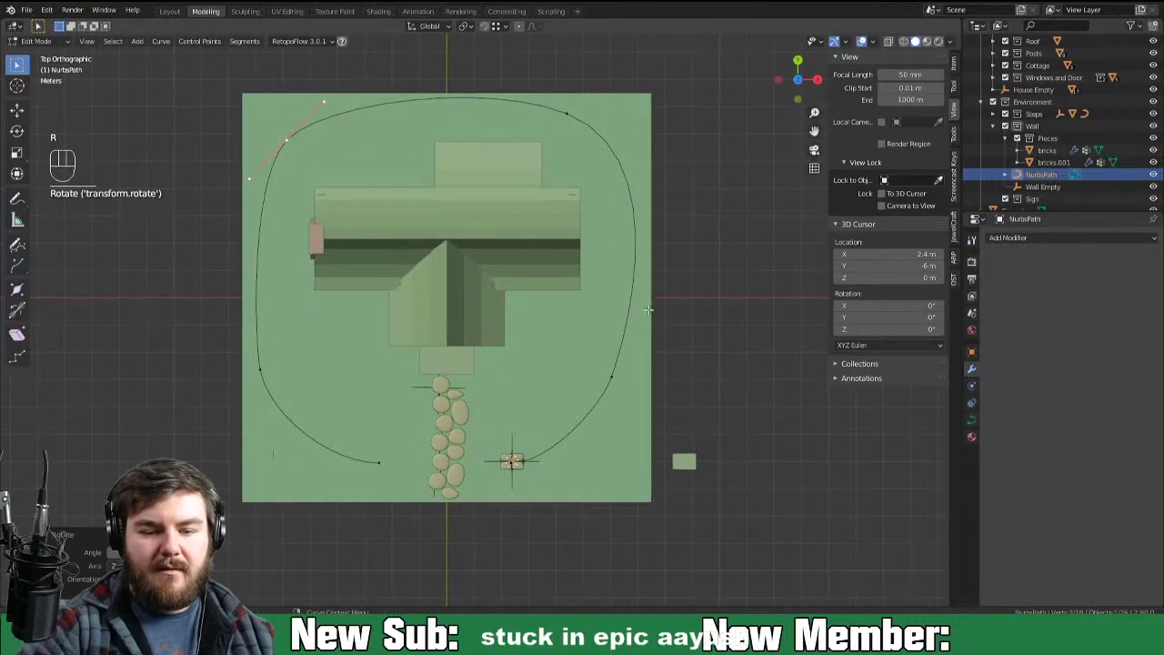
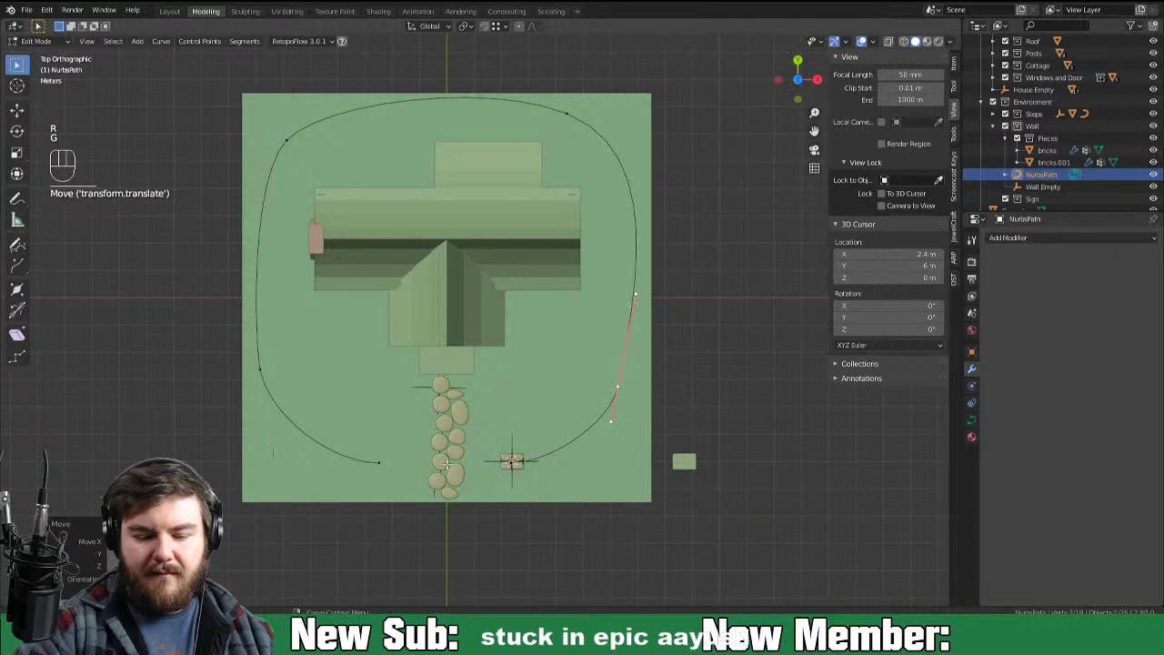
pyautogui.press('r')
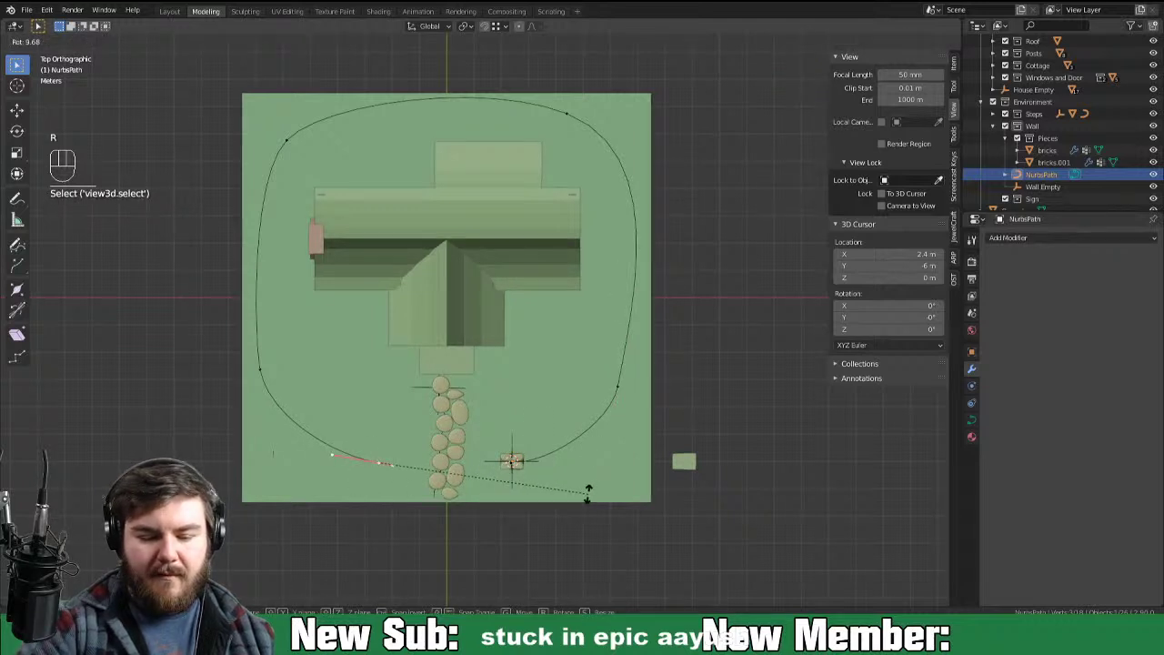
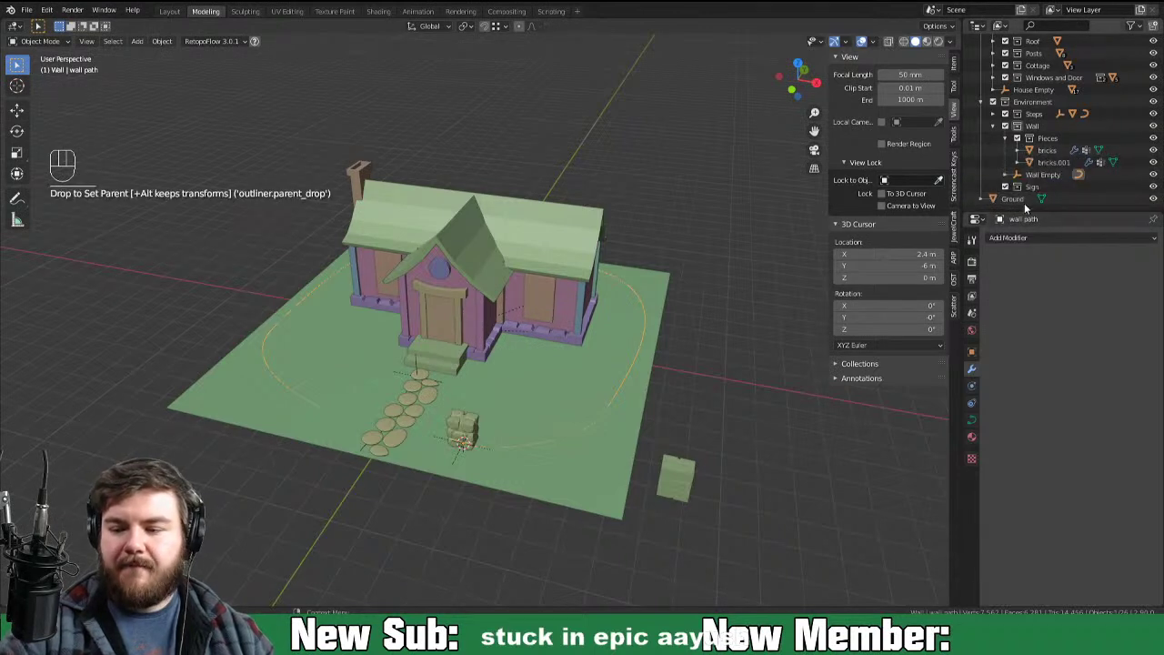
# Step: Select the bricks.001 stone block in the outliner
pyautogui.click(1032, 154)
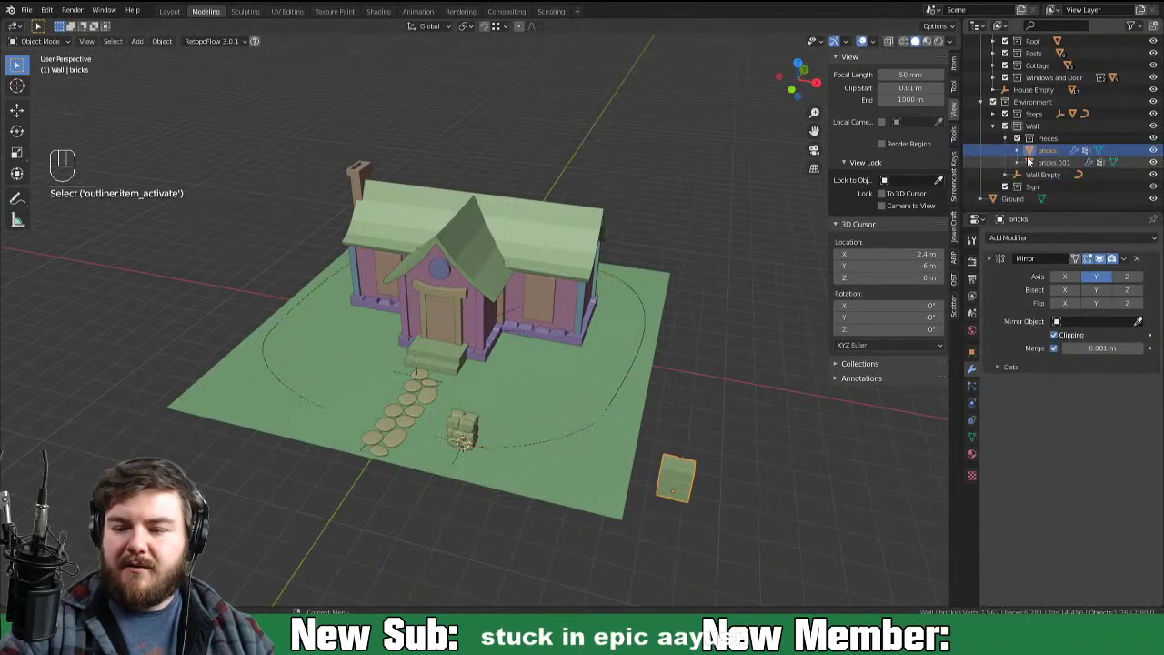
pyautogui.click(1037, 164)
pyautogui.click(1032, 170)
# Step: Parent the stone block under Wall Empty, add an Array repeating it into a row, and reorder its modifier stack
pyautogui.moveTo(1033, 169); pyautogui.dragTo(1032, 133)
pyautogui.moveTo(1038, 172); pyautogui.dragTo(1052, 136)
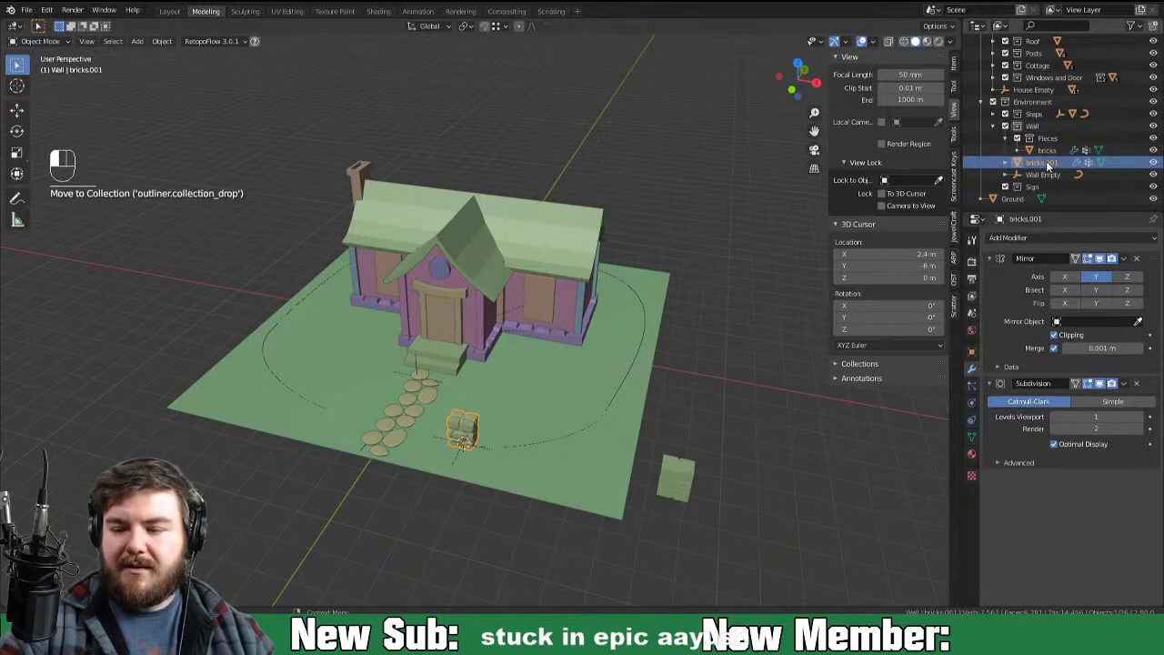
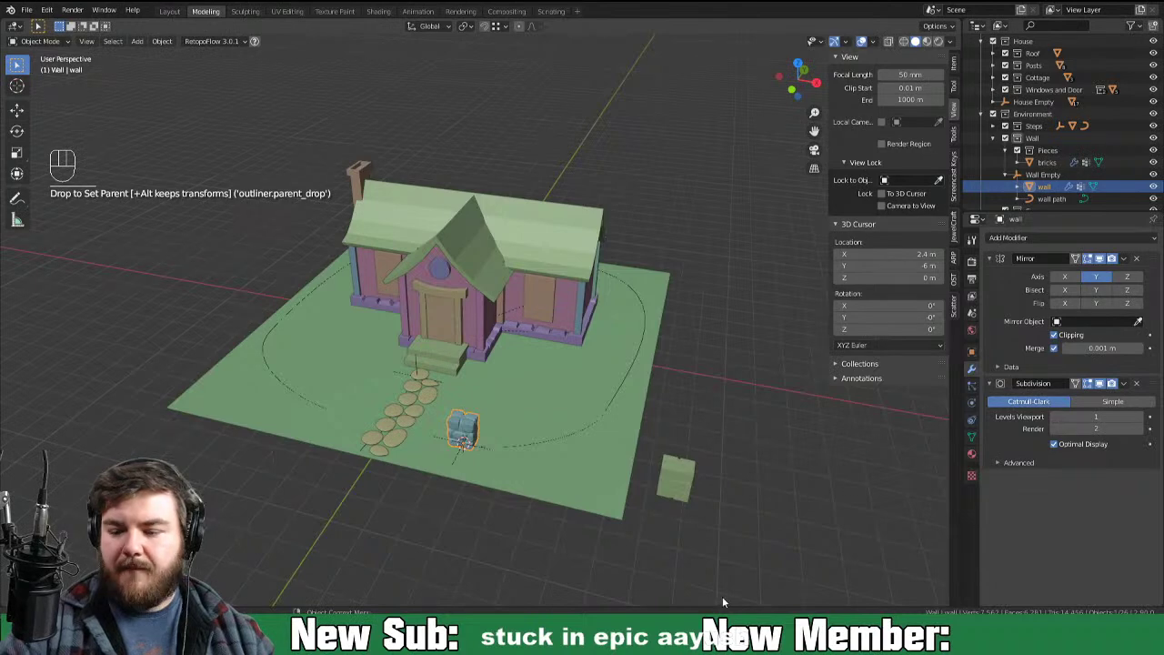
pyautogui.click(994, 261)
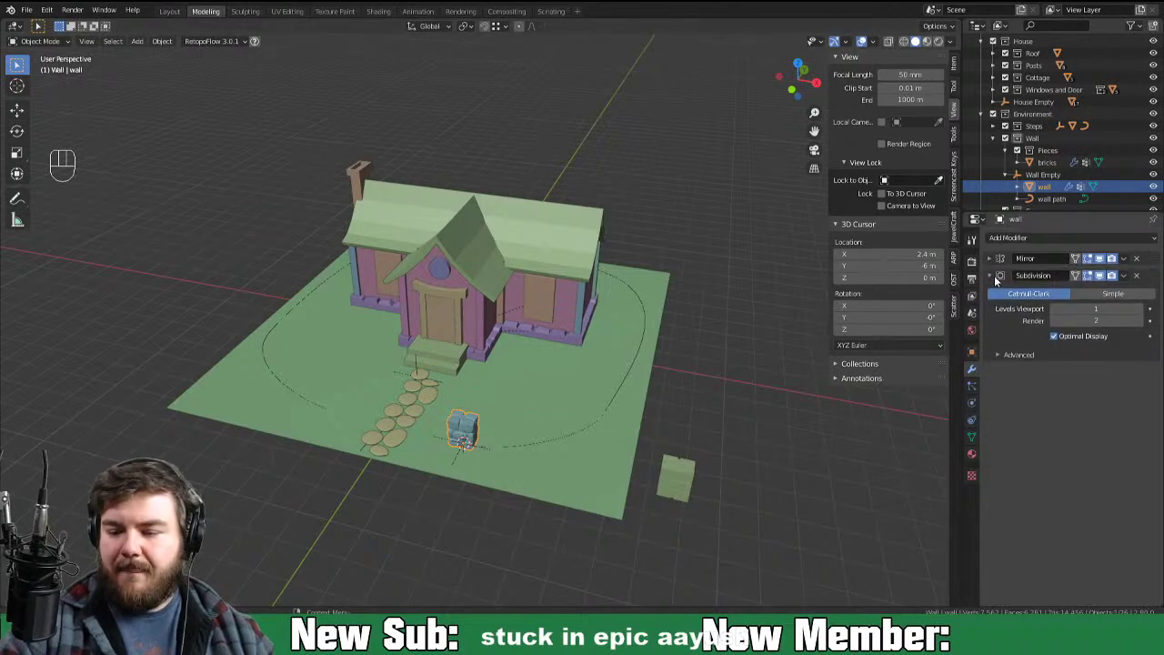
pyautogui.moveTo(1043, 239); pyautogui.dragTo(958, 267)
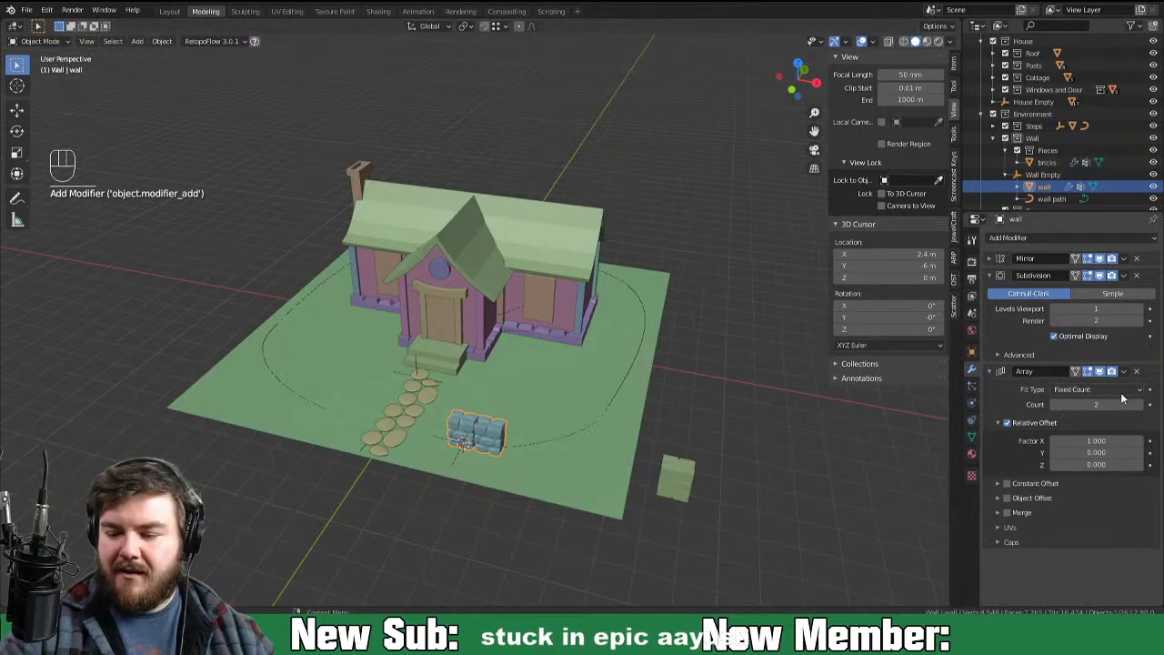
pyautogui.moveTo(1126, 393); pyautogui.dragTo(1098, 427)
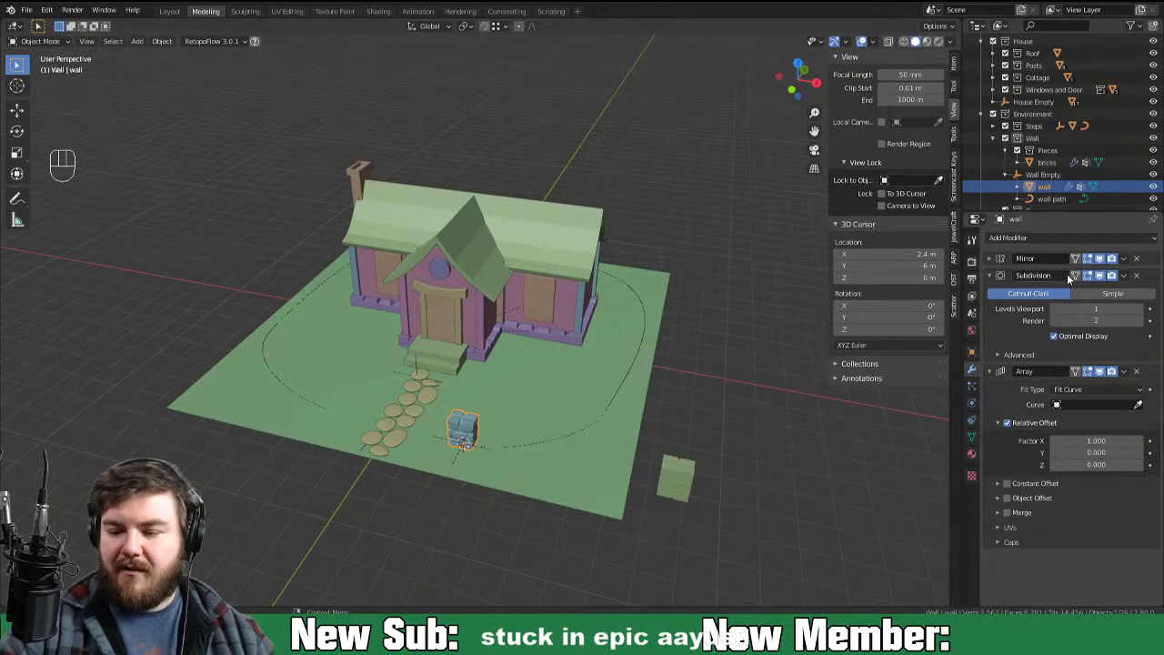
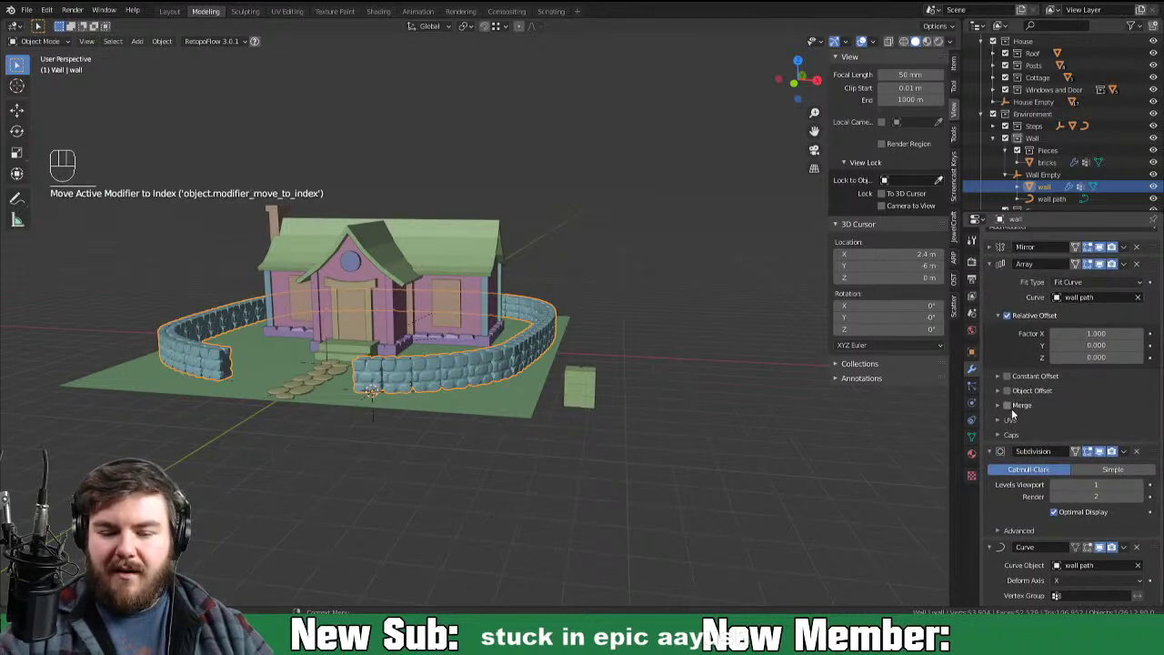
# Step: Enable Merge in the wall's Array modifier so the repeated pieces join seamlessly
pyautogui.moveTo(1016, 413); pyautogui.dragTo(1032, 425)
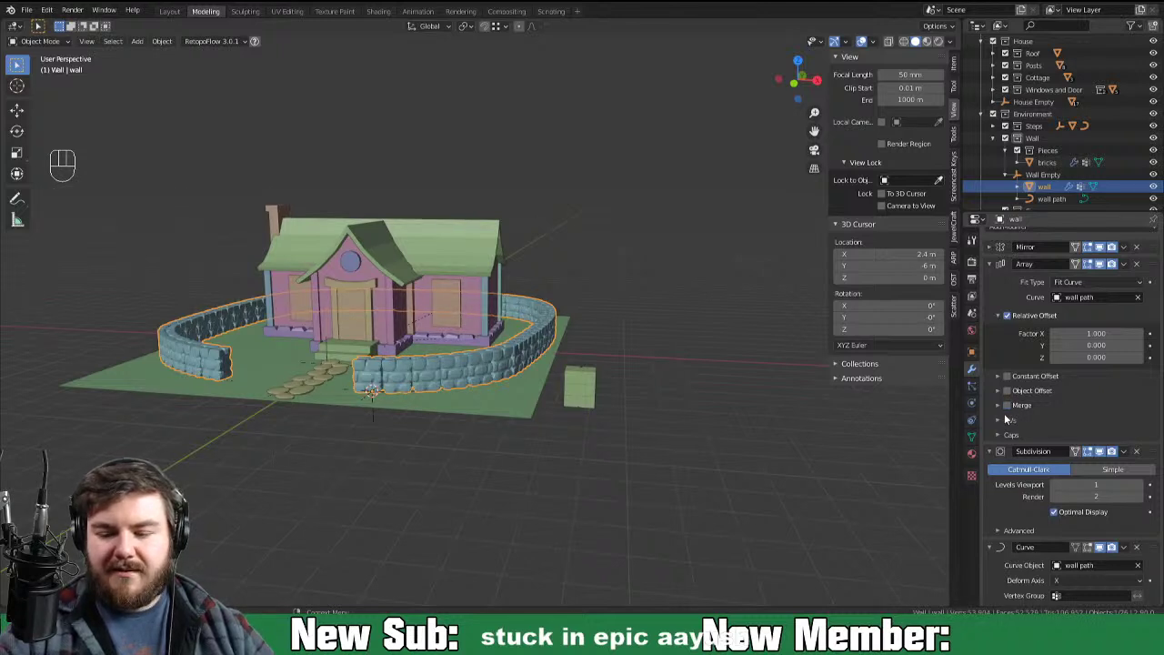
pyautogui.click(1015, 424)
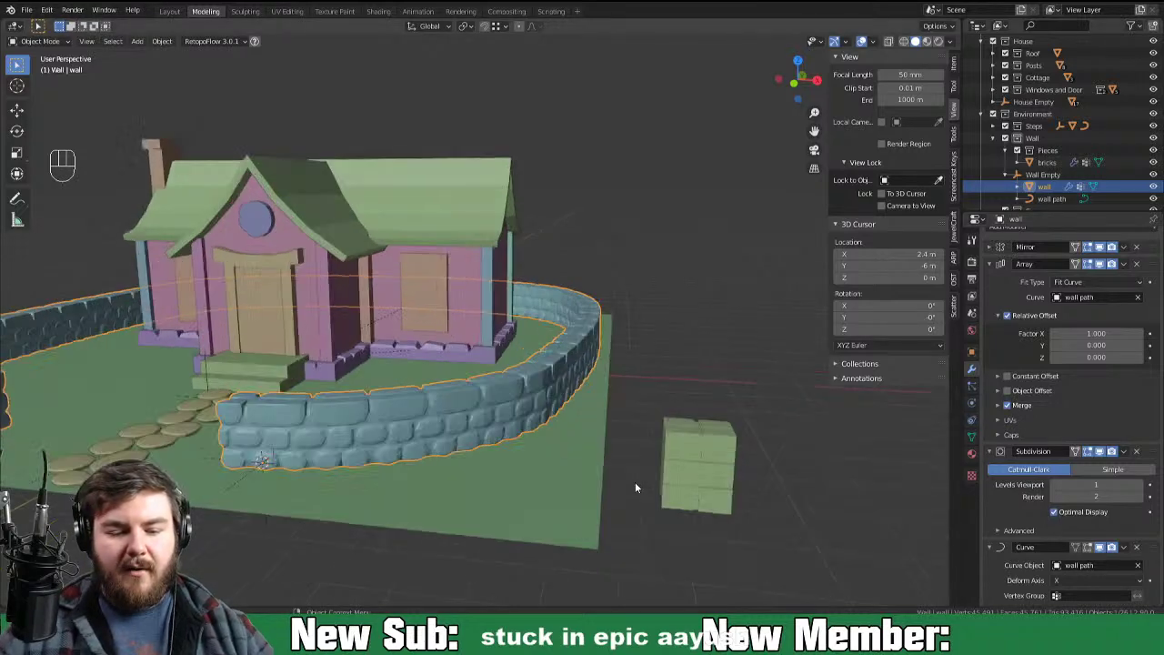
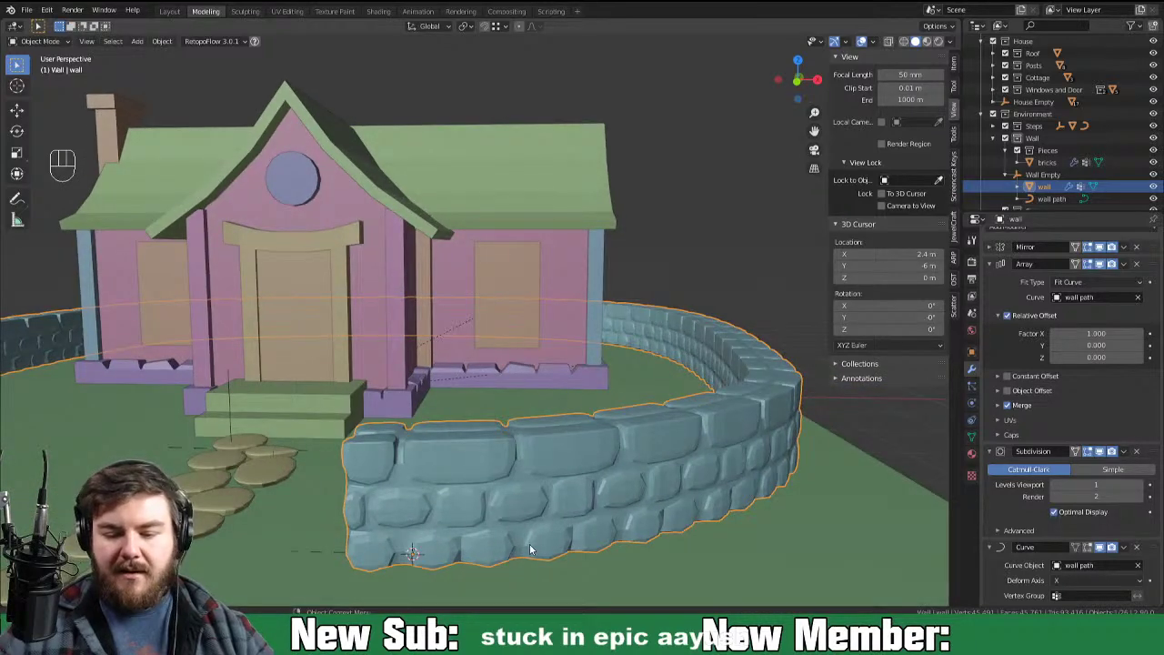
# Step: Resize the end brick face of the wall piece and slide it along X to tidy the wall's end
pyautogui.press('Tab')
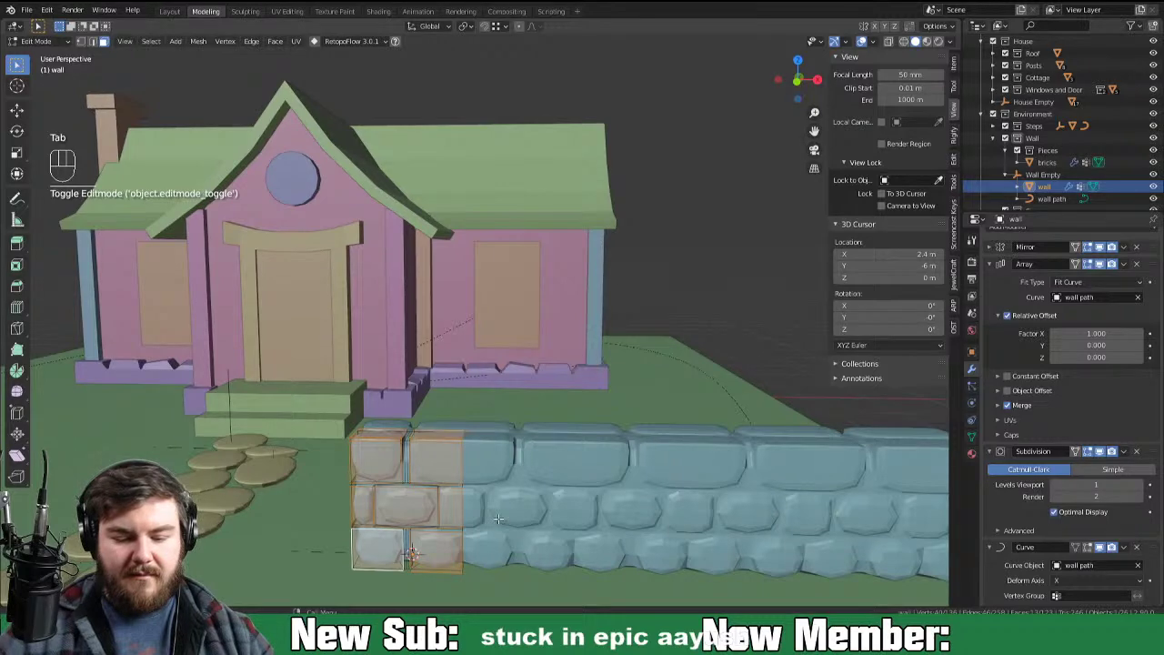
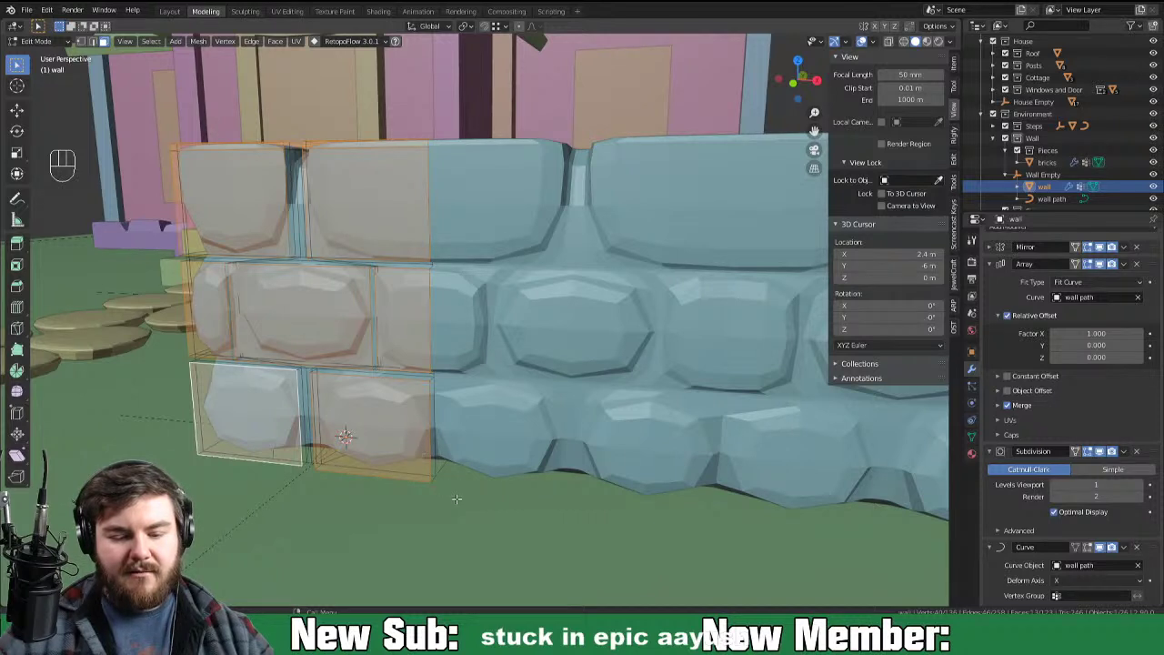
pyautogui.press('s')
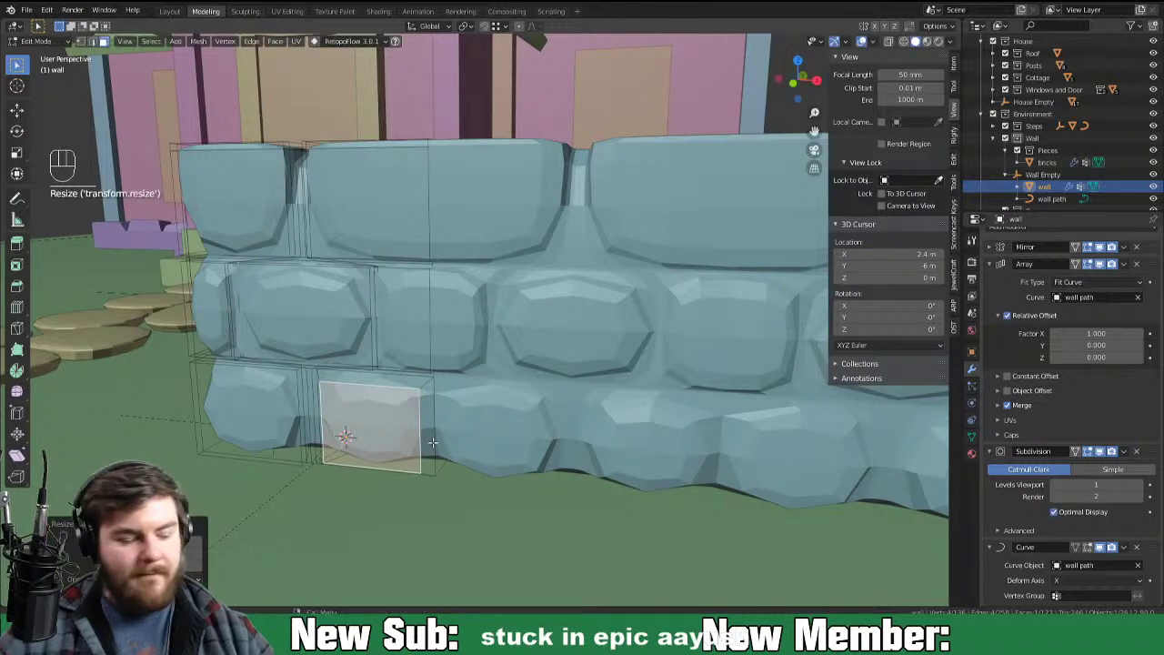
pyautogui.press('ctrl+r')
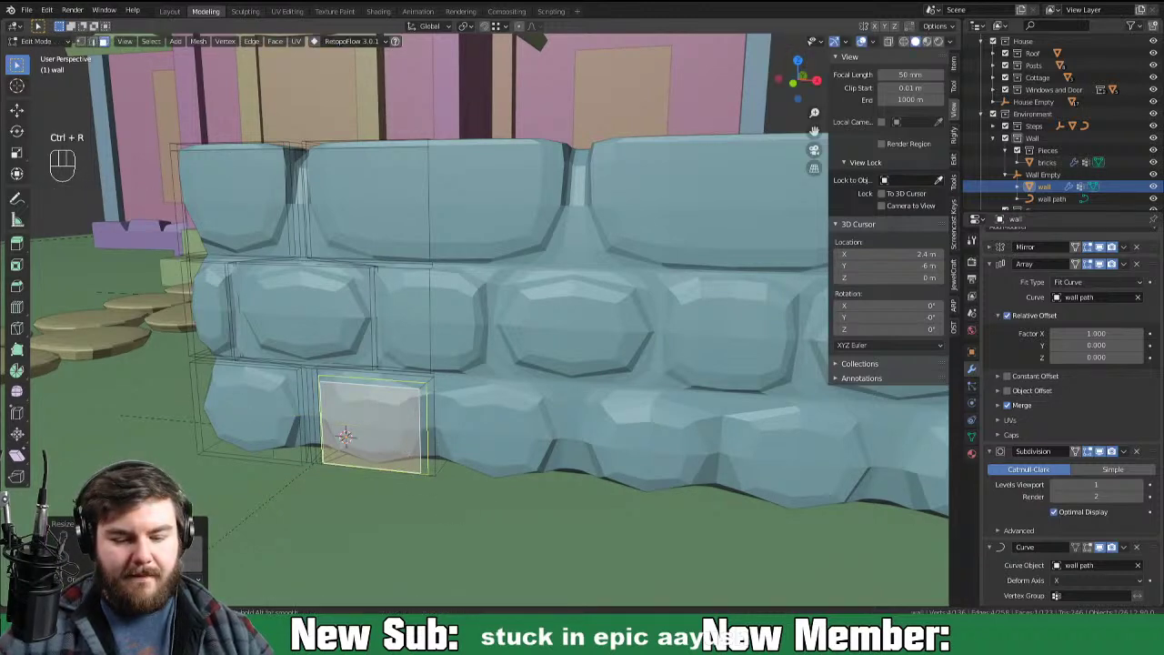
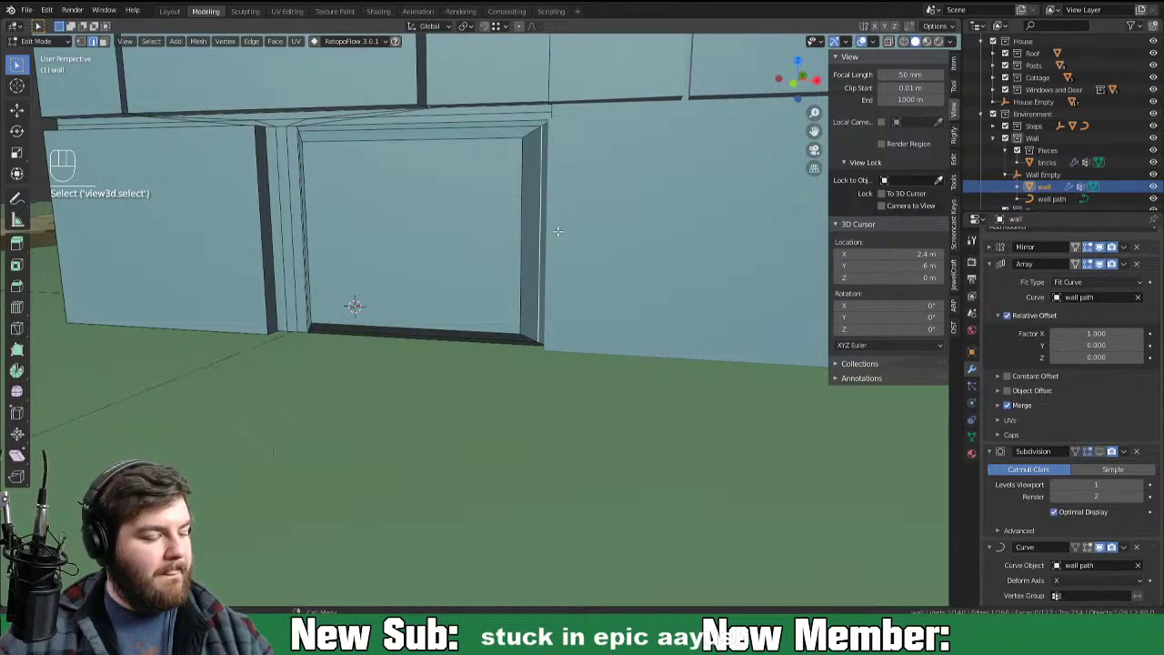
pyautogui.press('g')
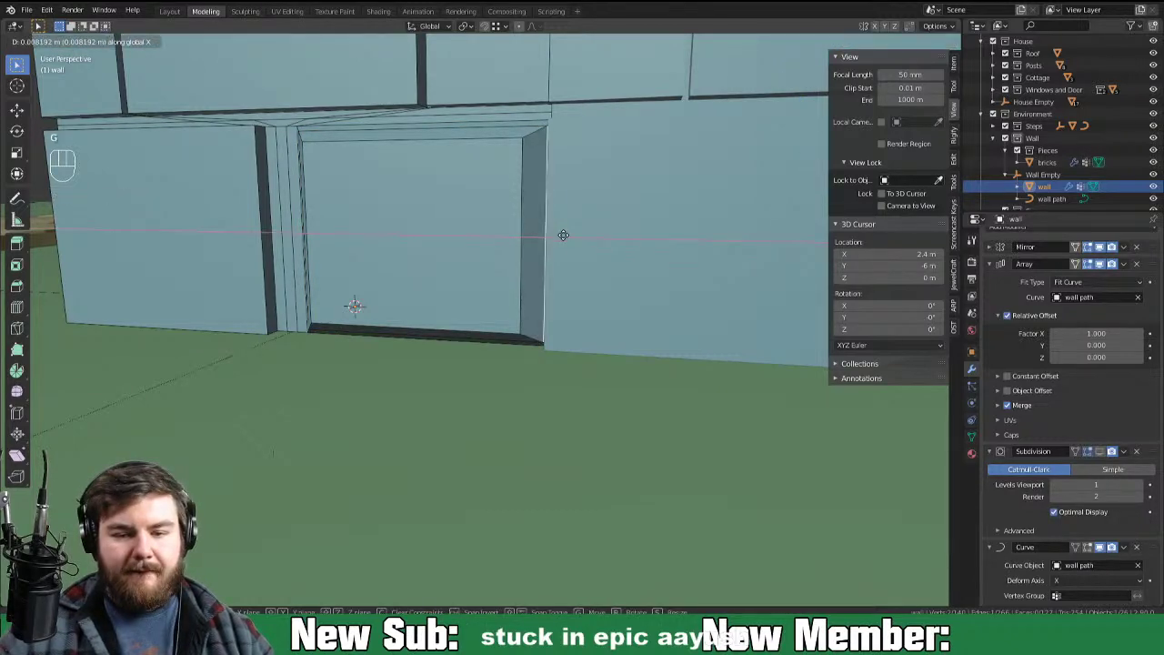
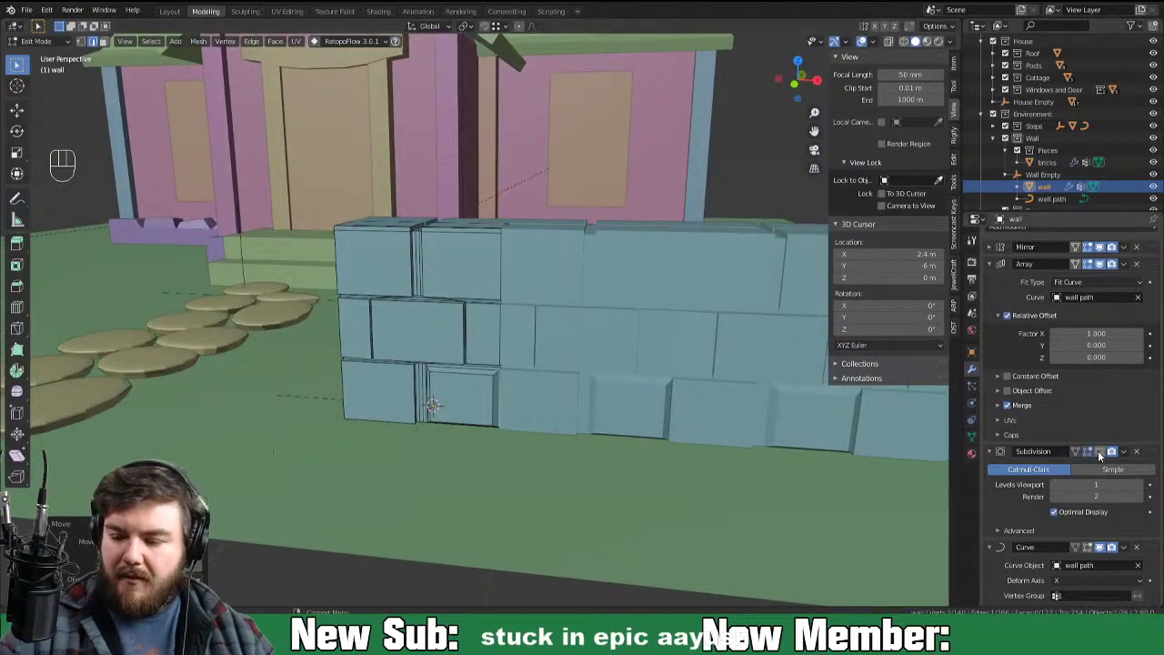
pyautogui.press('Tab')
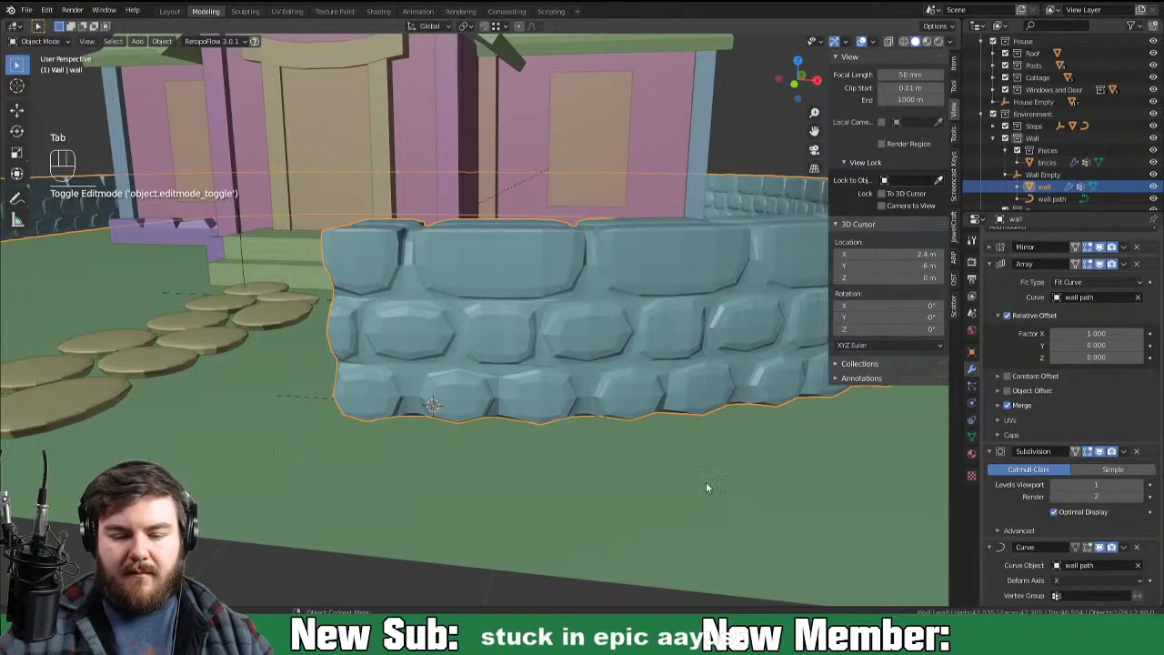
pyautogui.moveTo(542, 338); pyautogui.dragTo(513, 410)
pyautogui.middleClick(473, 429)
pyautogui.moveTo(474, 447); pyautogui.dragTo(501, 434)
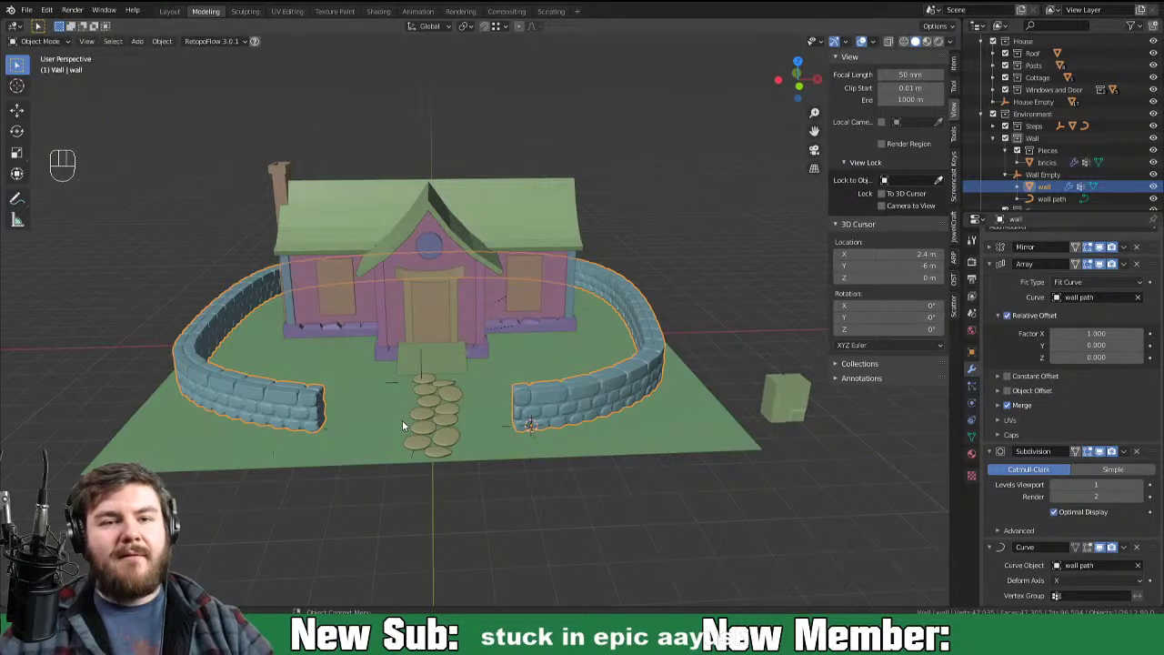
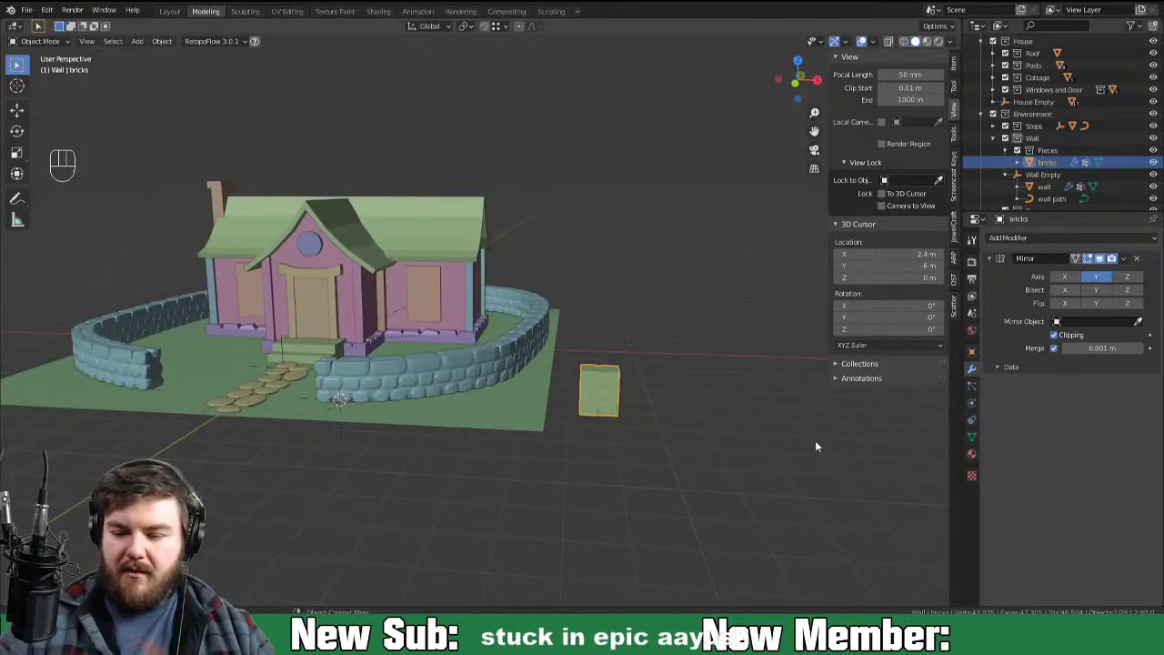
# Step: Snap the 3D cursor to the brick piece in front view and move the bricks aside along X
pyautogui.press('KP_1')
pyautogui.press('KP_Decimal')
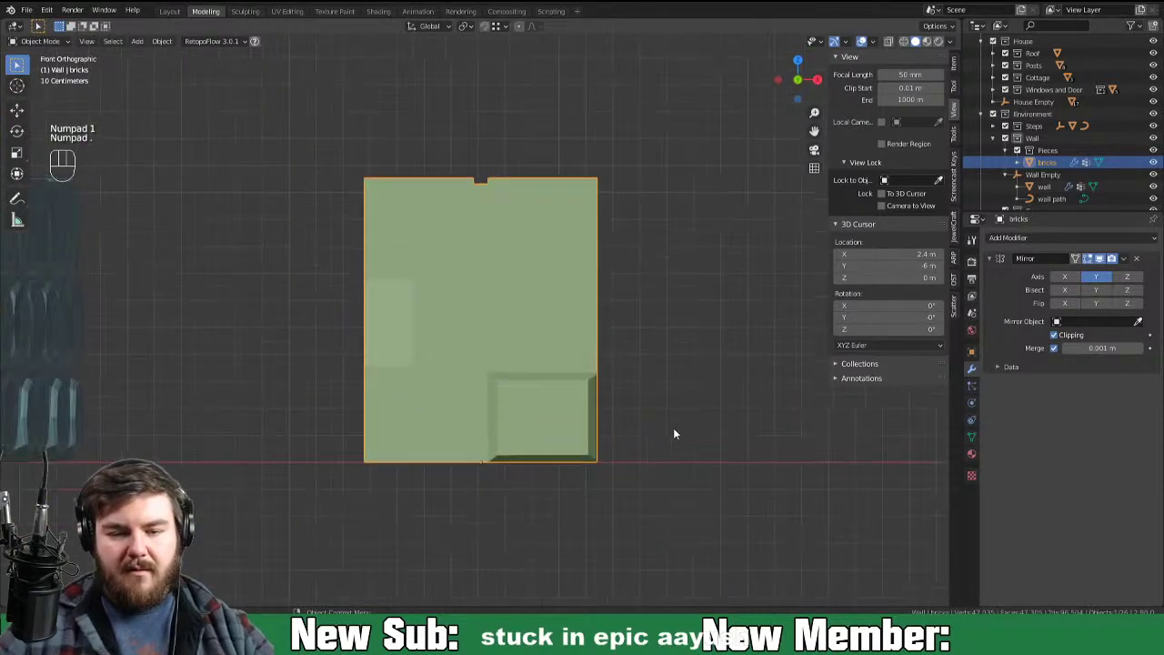
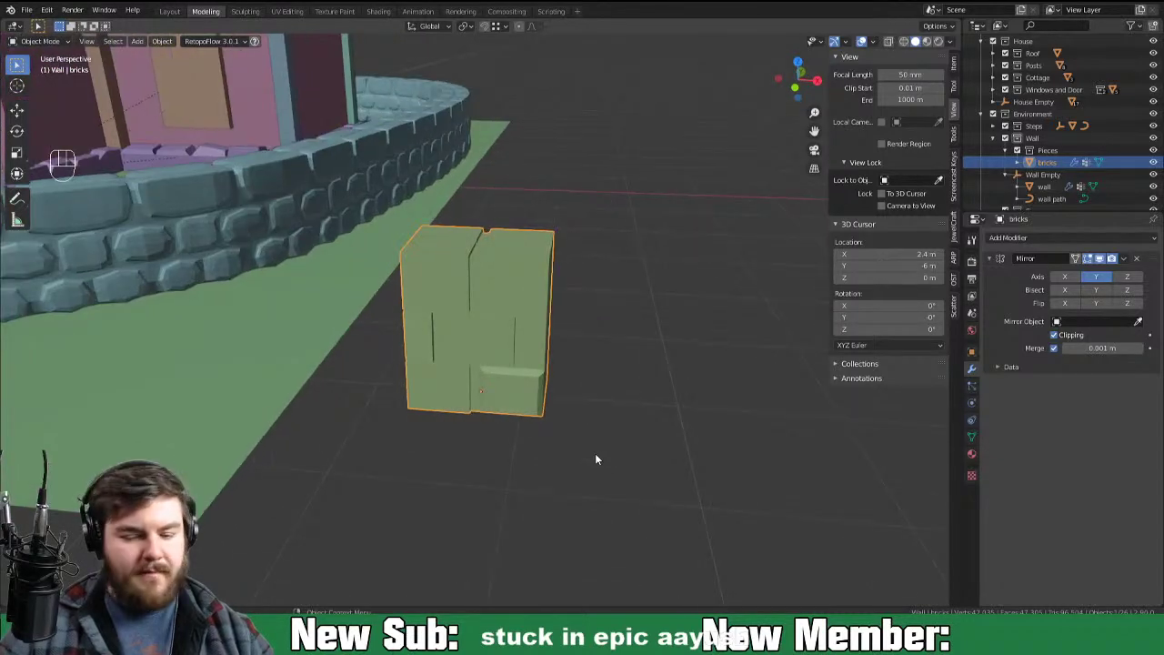
pyautogui.press('shift+s')
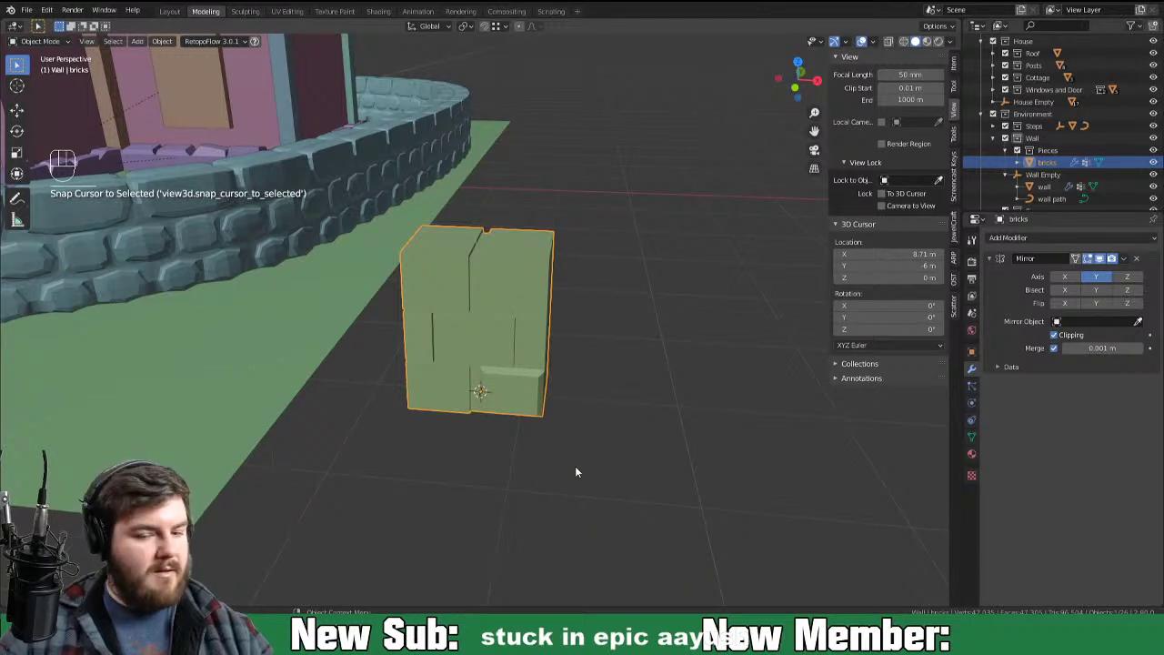
pyautogui.press('g')
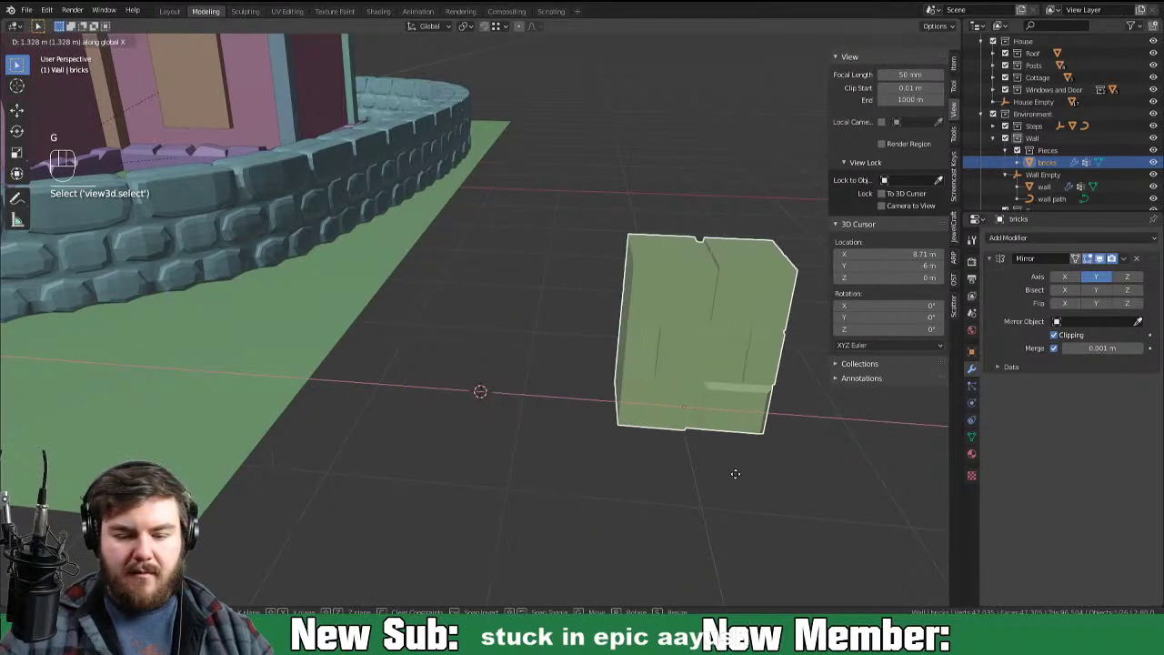
# Step: Add a new cube at the cursor and raise it 1 unit along Z so it rests on the ground
pyautogui.press('shift+a')
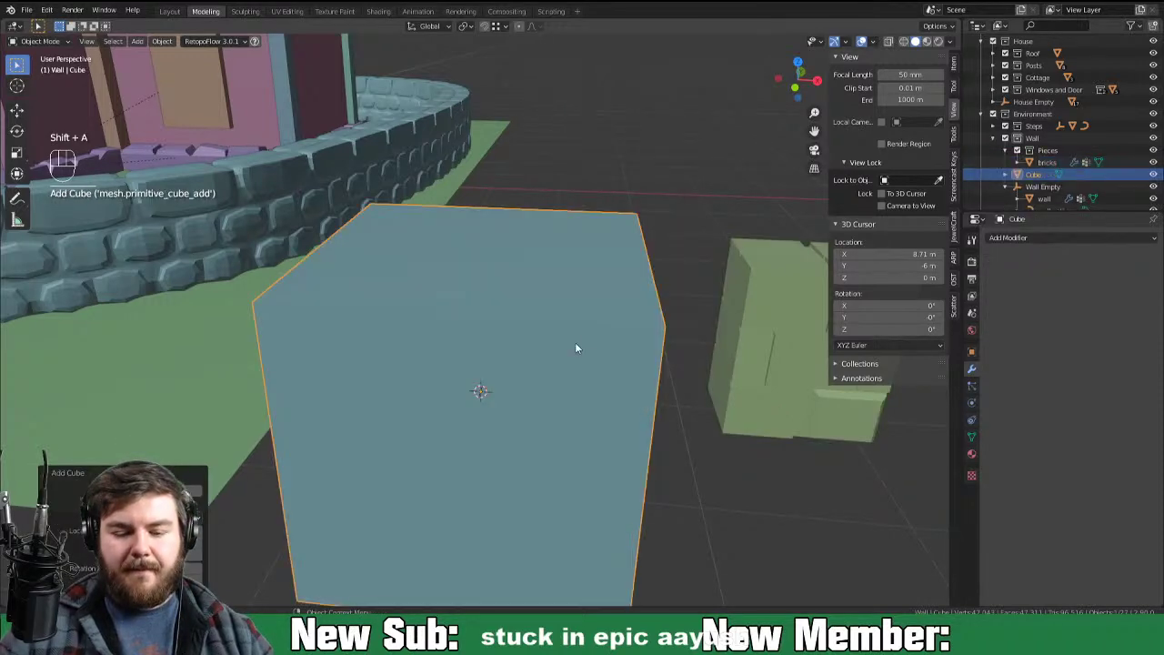
pyautogui.press('Tab')
pyautogui.press('g')
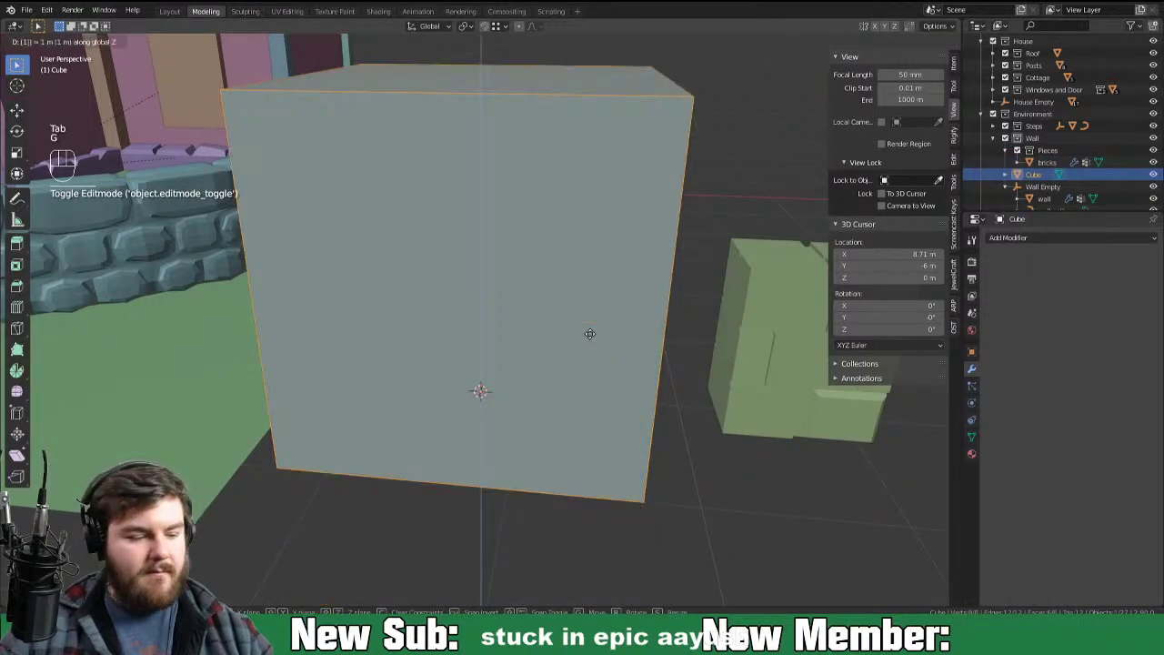
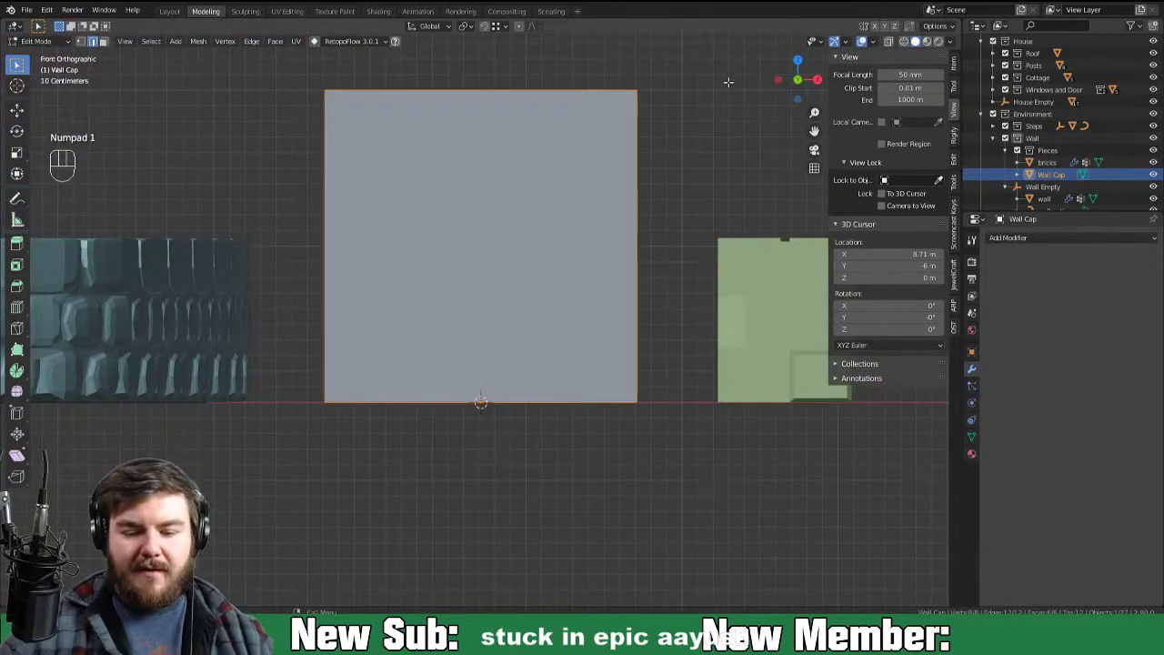
# Step: Shrink the Wall Cap cube to about a third and flatten it into a slab
pyautogui.moveTo(477, 29); pyautogui.dragTo(483, 60)
pyautogui.press('s')
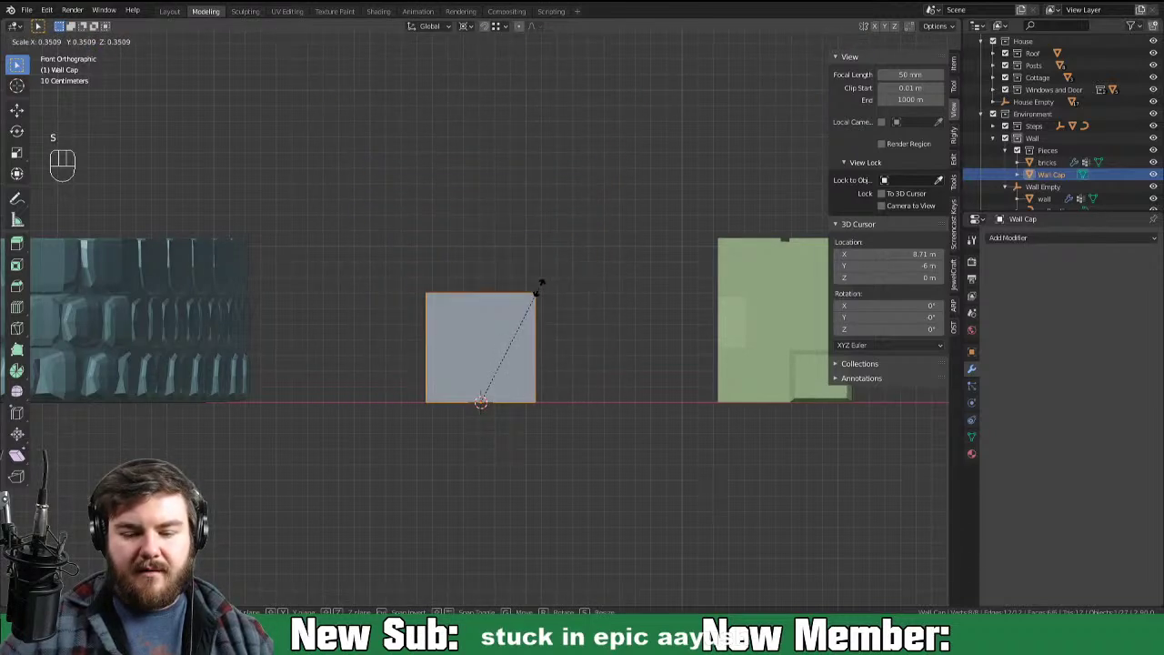
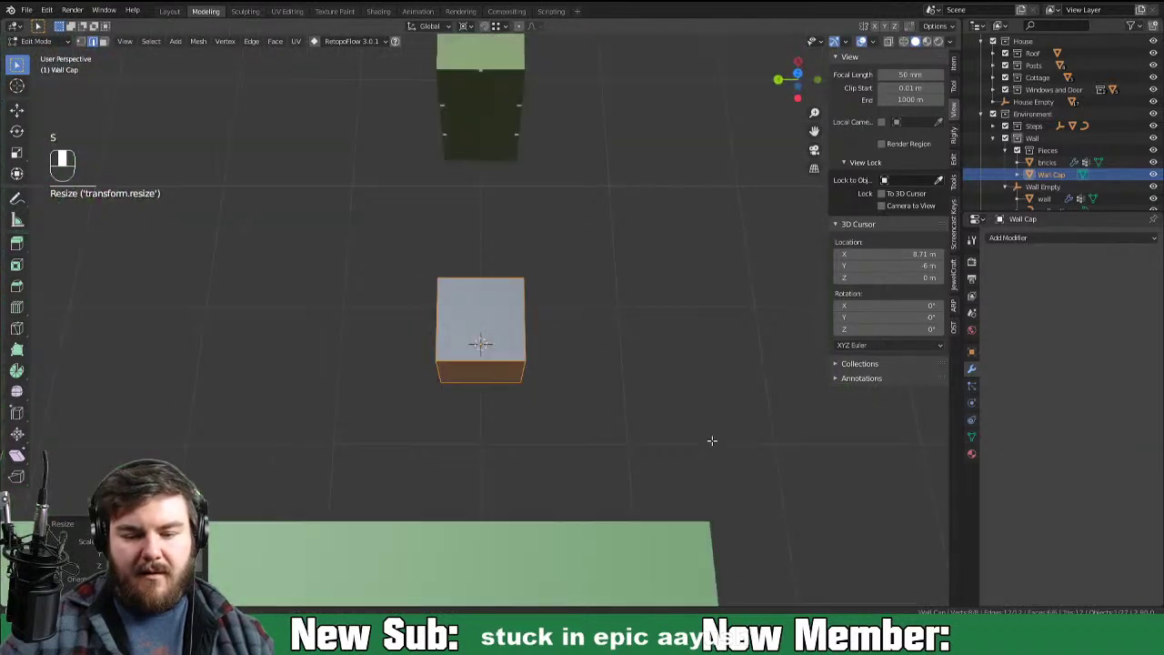
pyautogui.press('s')
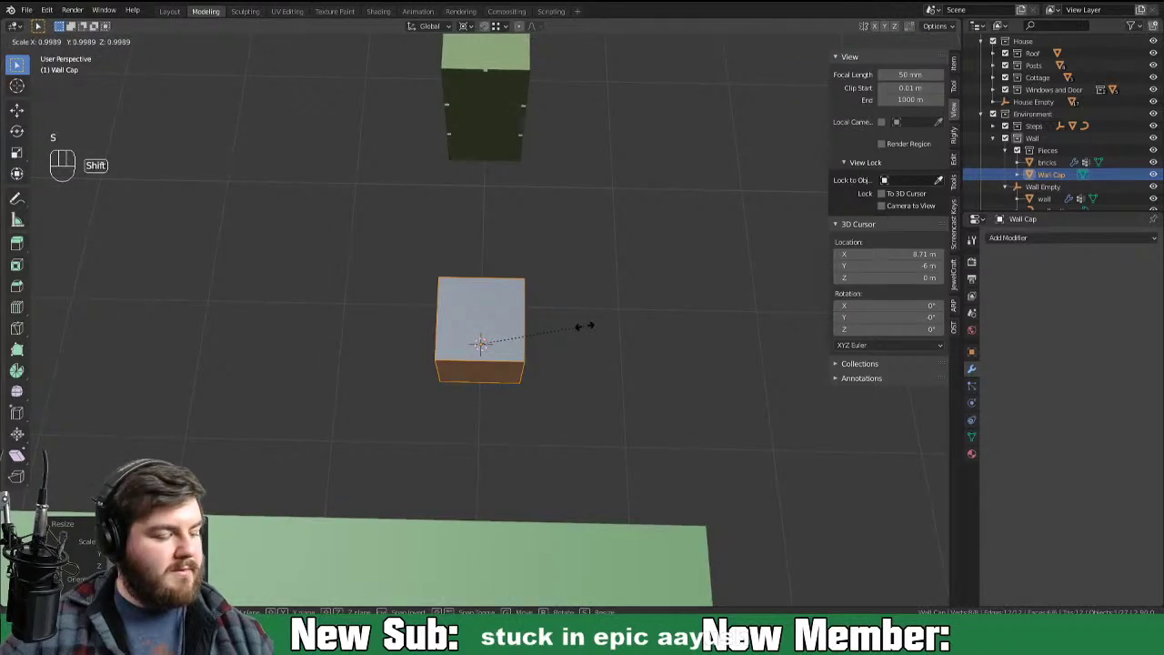
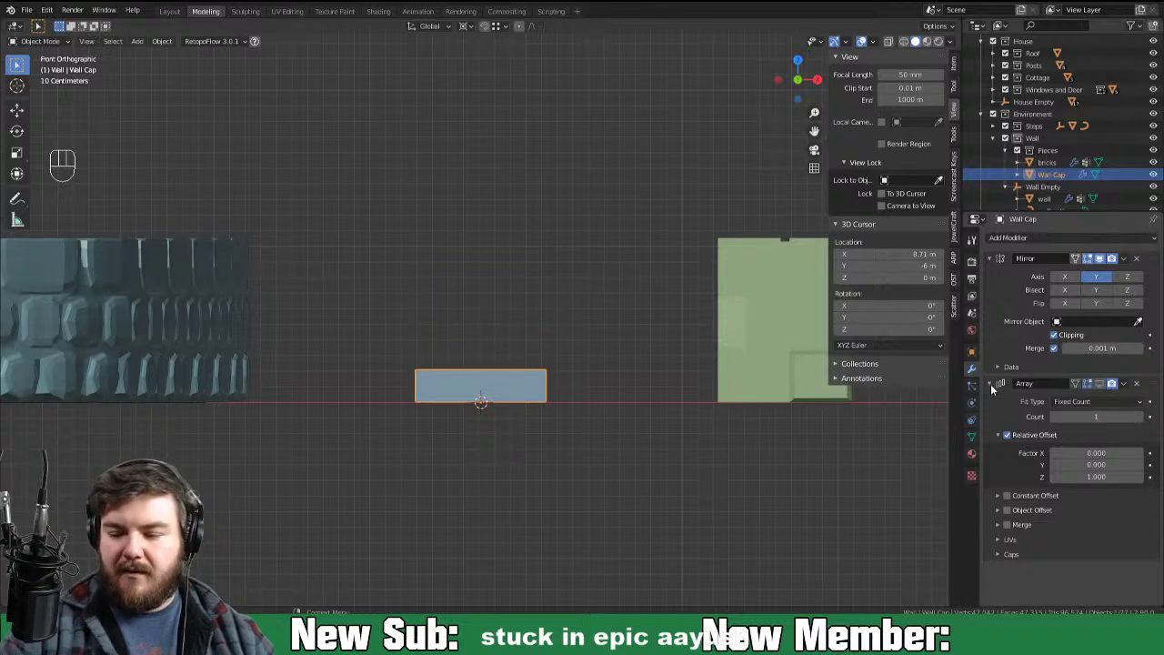
# Step: Add horizontal loop cuts through the Wall Cap slab and slide the new edge loop along the block
pyautogui.press('Tab')
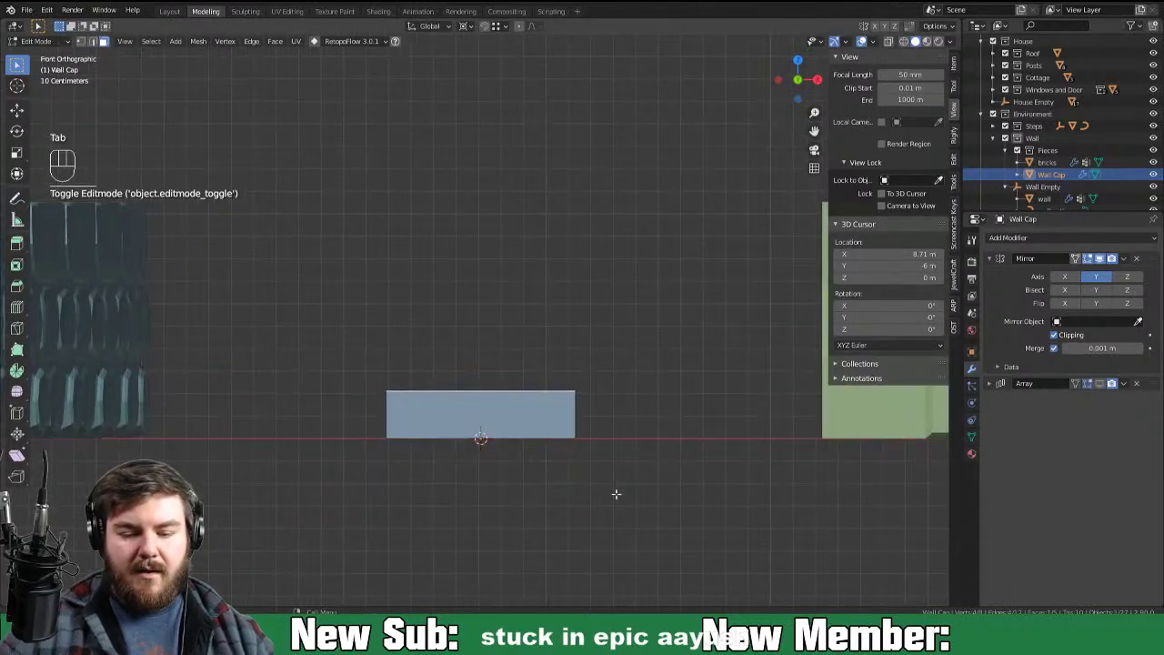
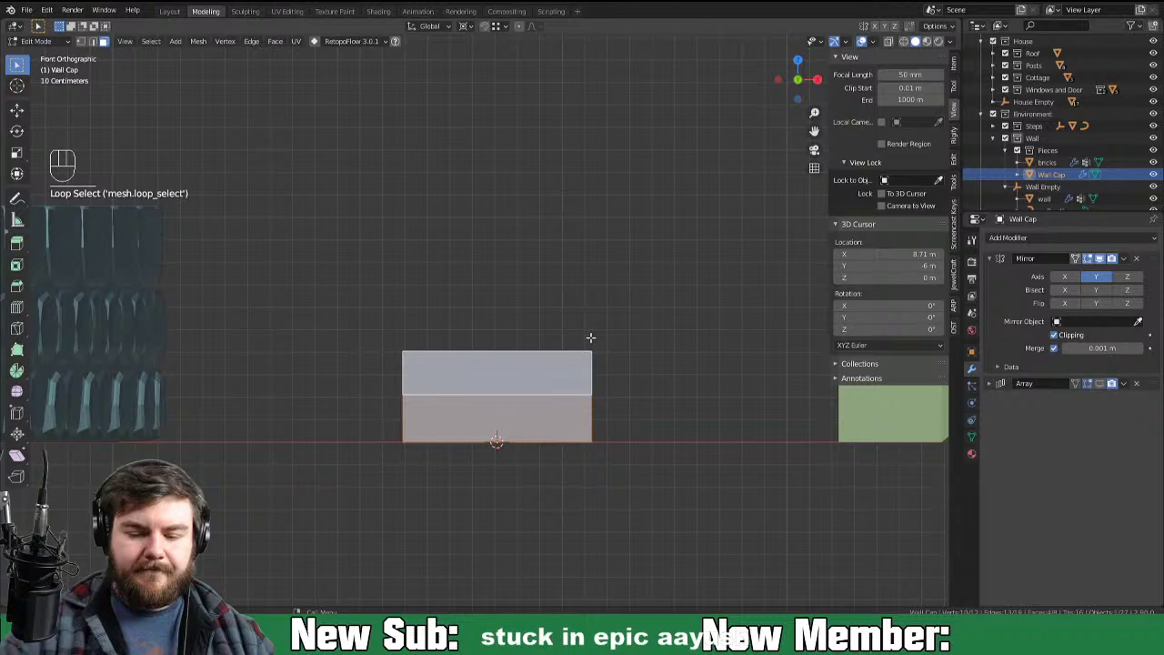
pyautogui.press('ctrl+r')
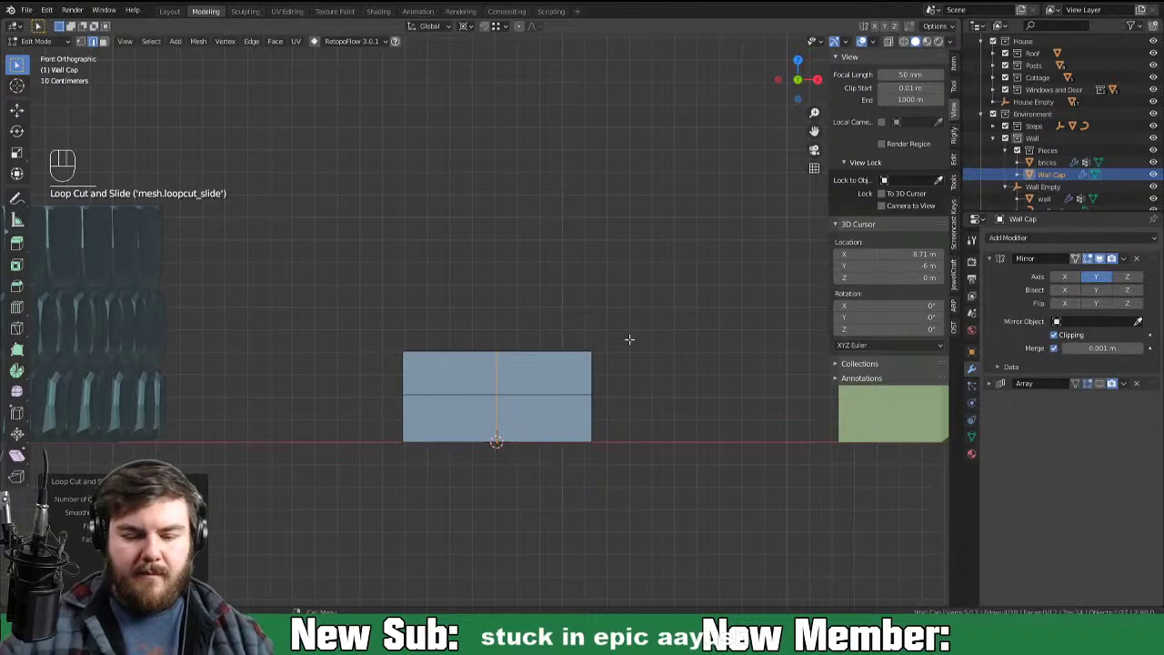
pyautogui.press('2')
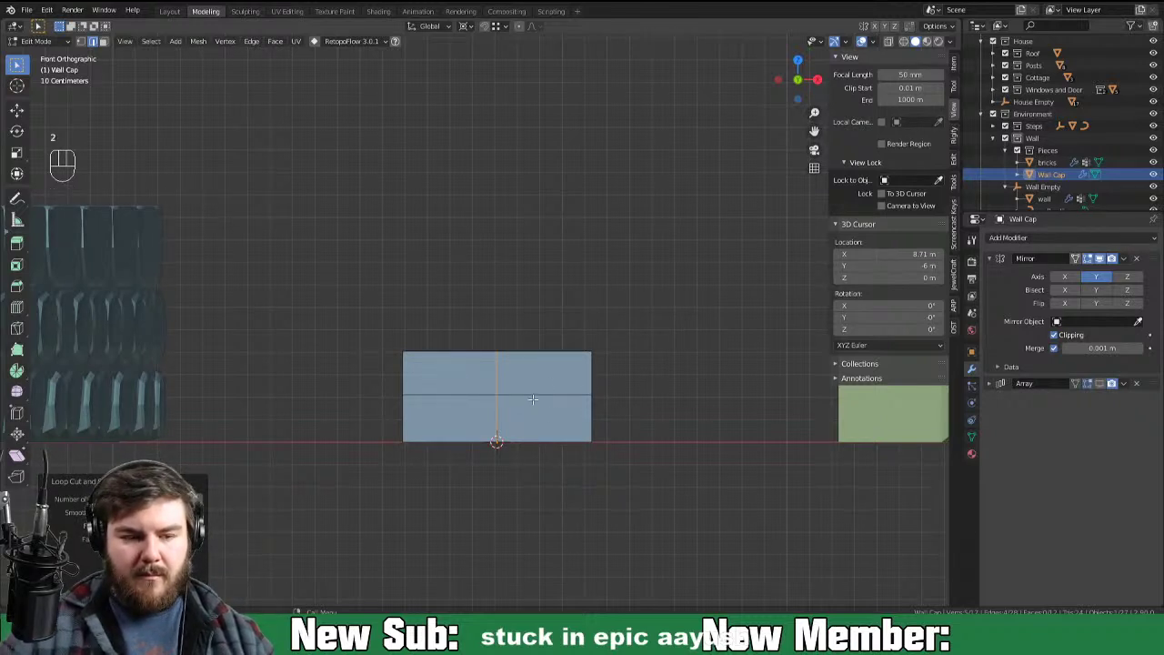
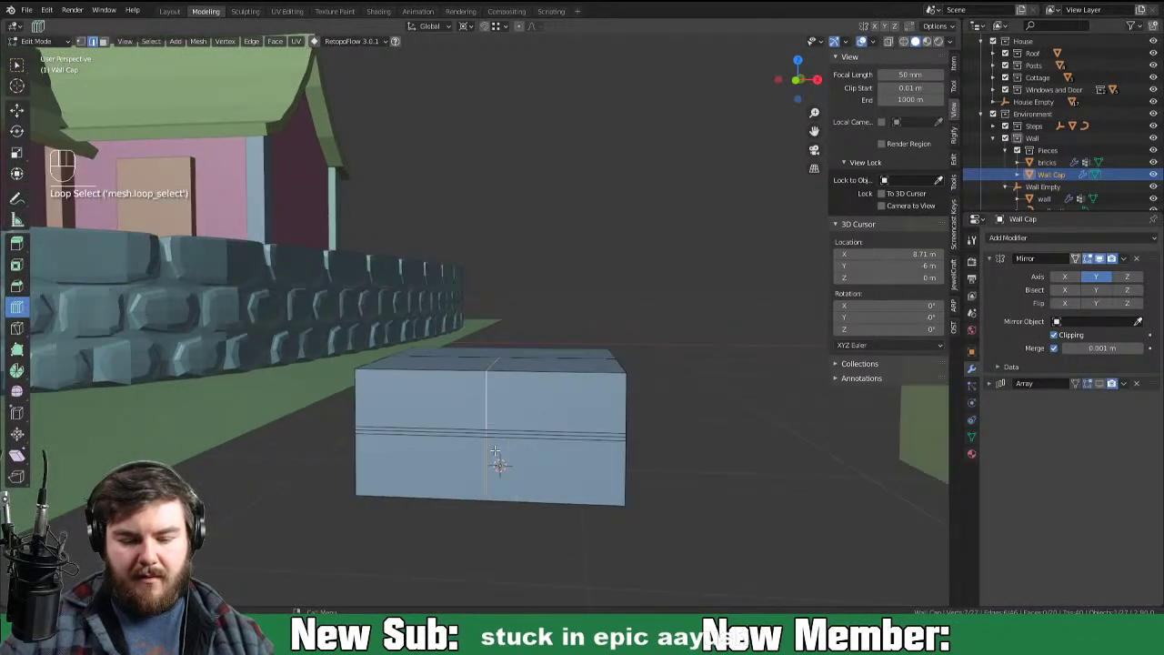
pyautogui.press('g')
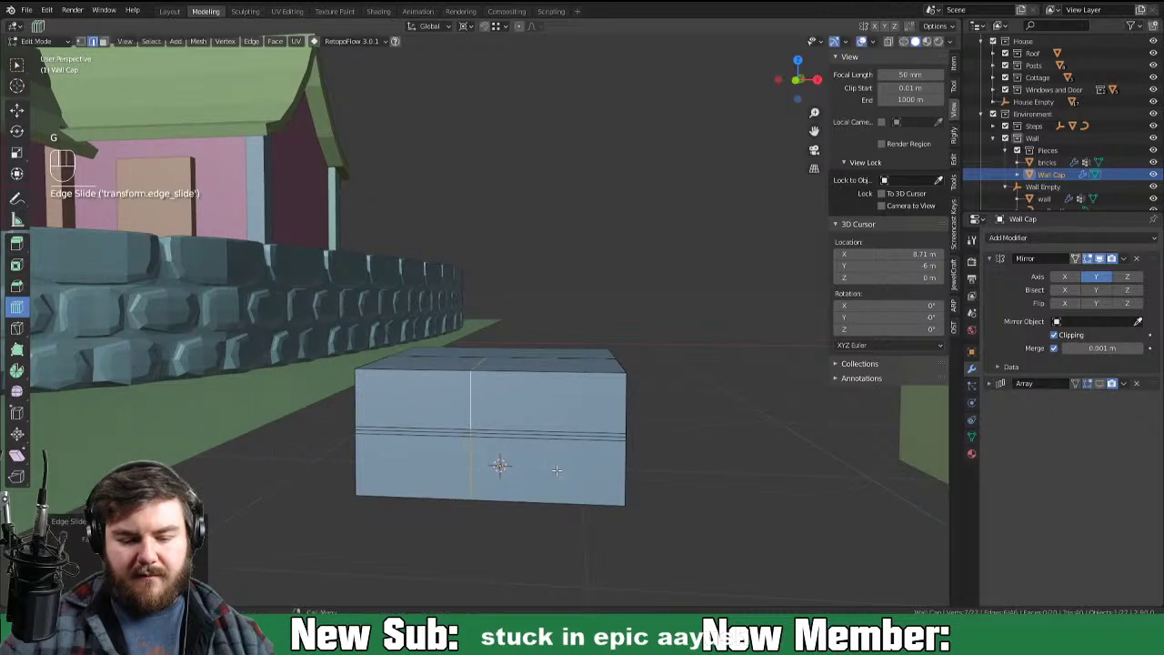
pyautogui.press('ctrl+r')
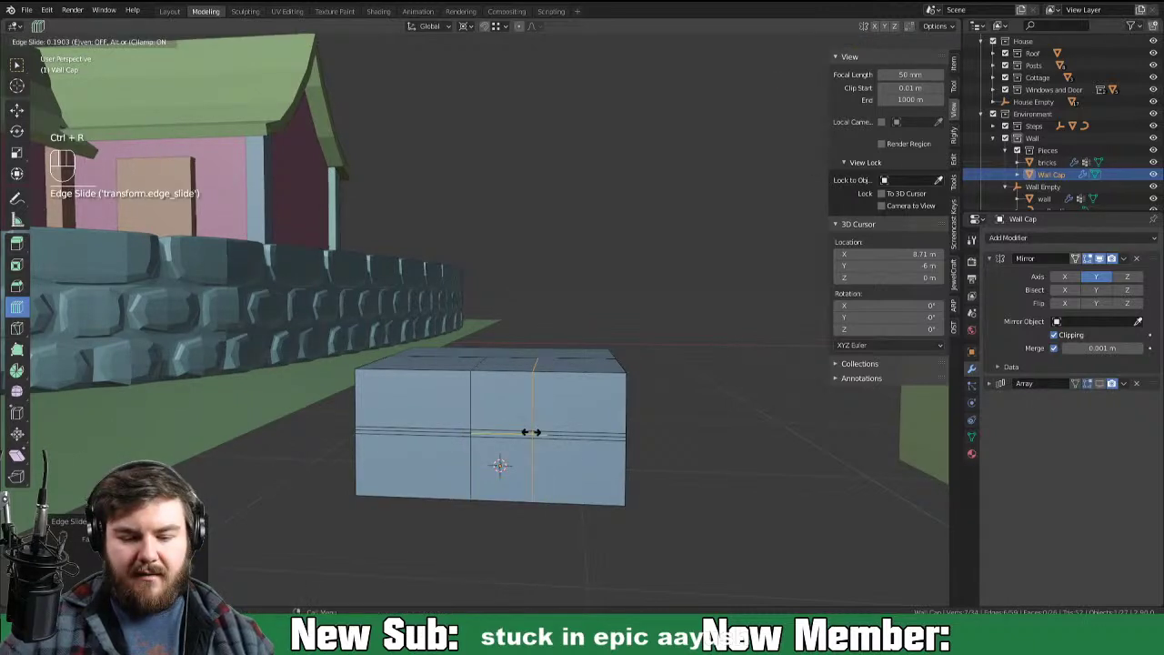
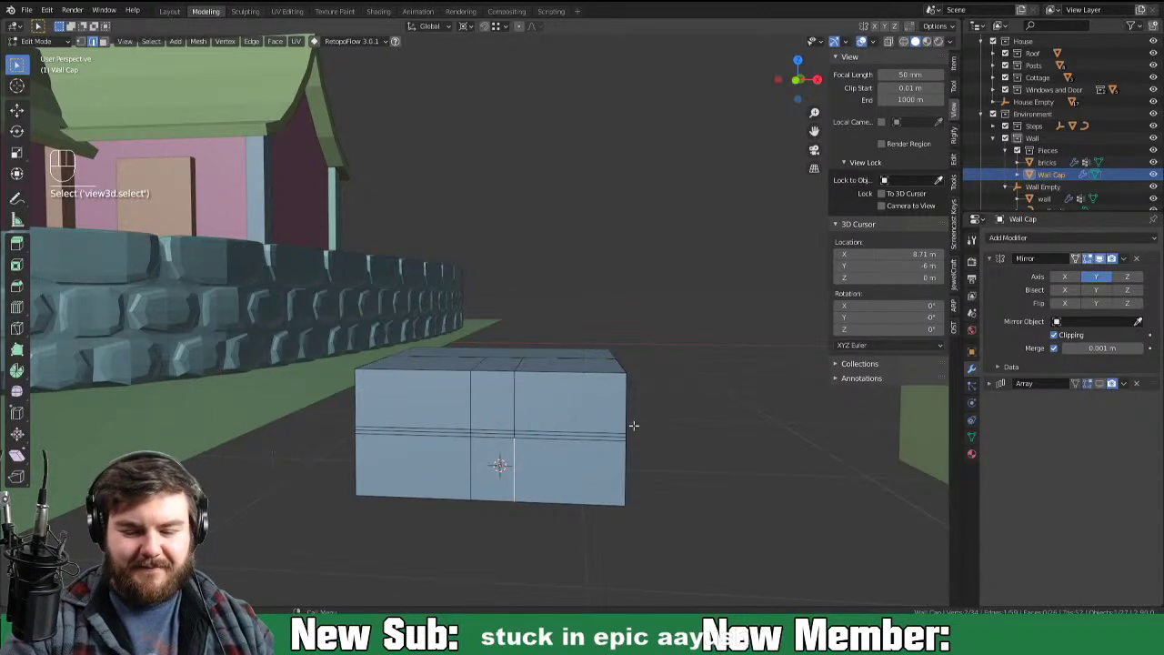
# Step: Widen and shift the cap faces into stone shapes, then spread vertical loop cuts into a front panel
pyautogui.press('3')
pyautogui.press('s')
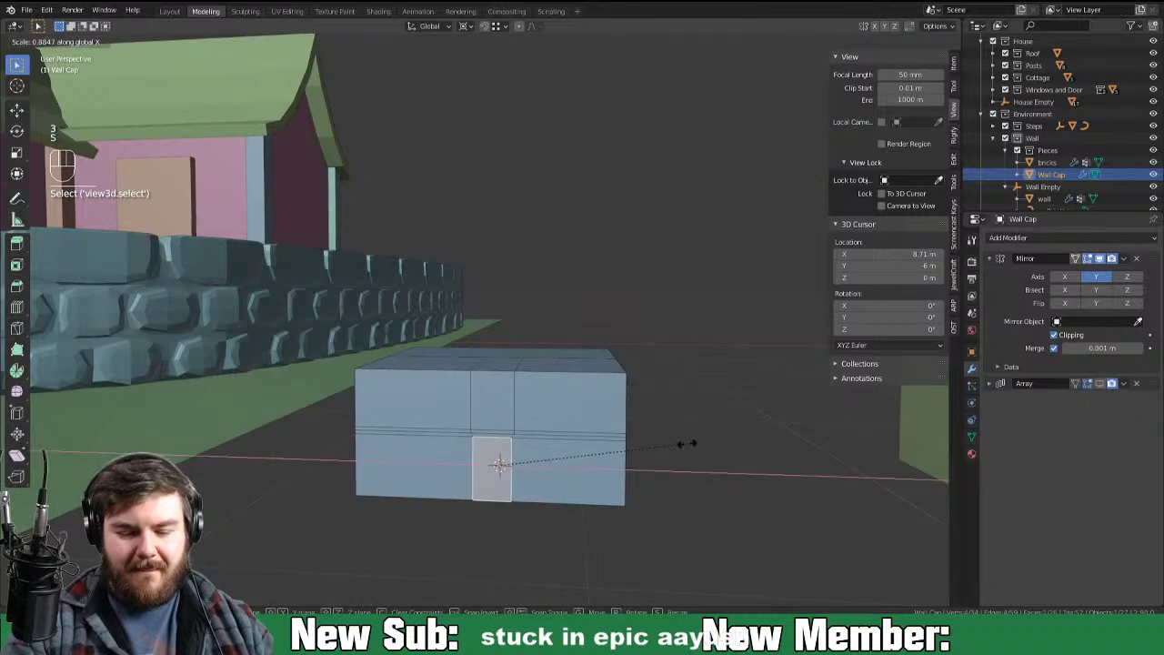
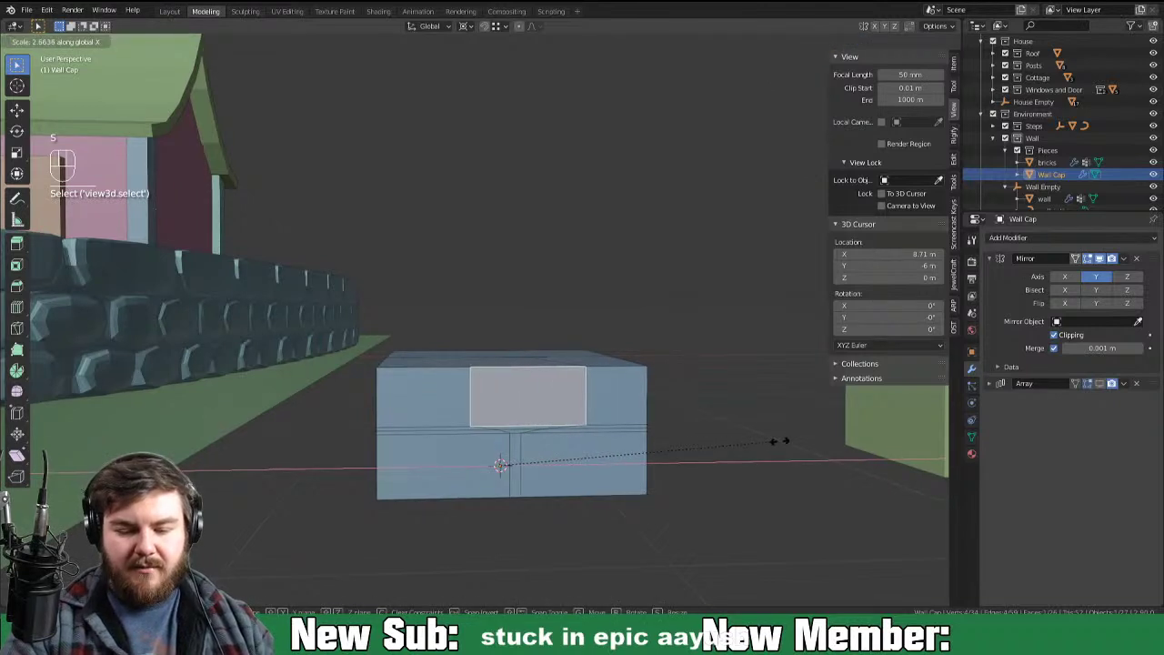
pyautogui.press('g')
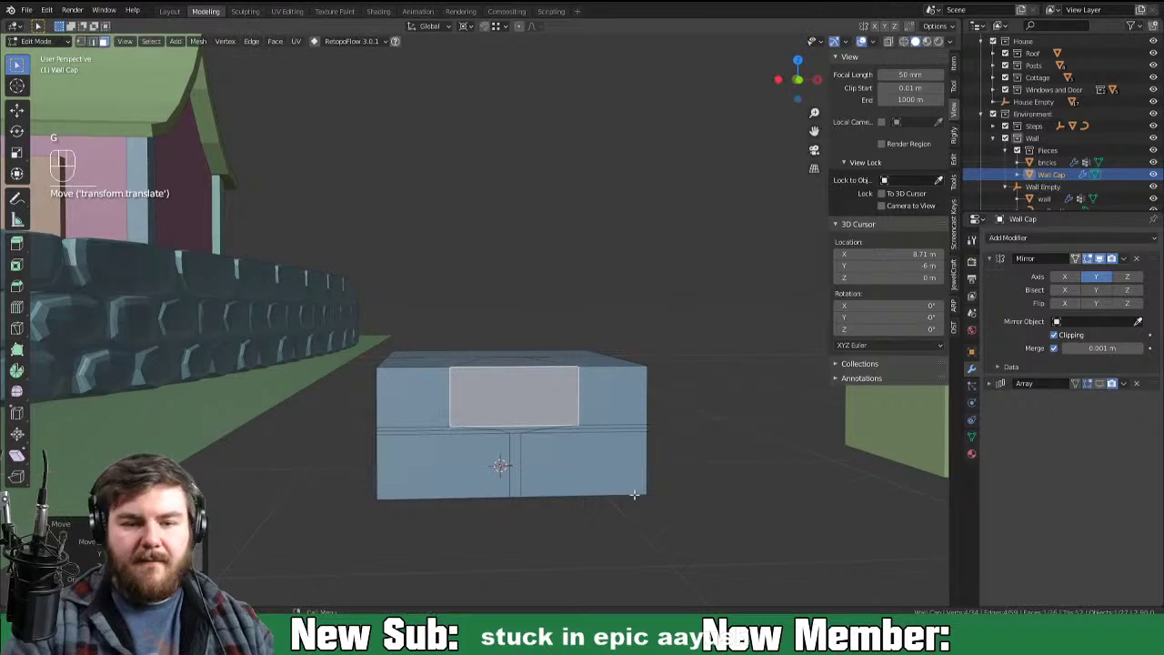
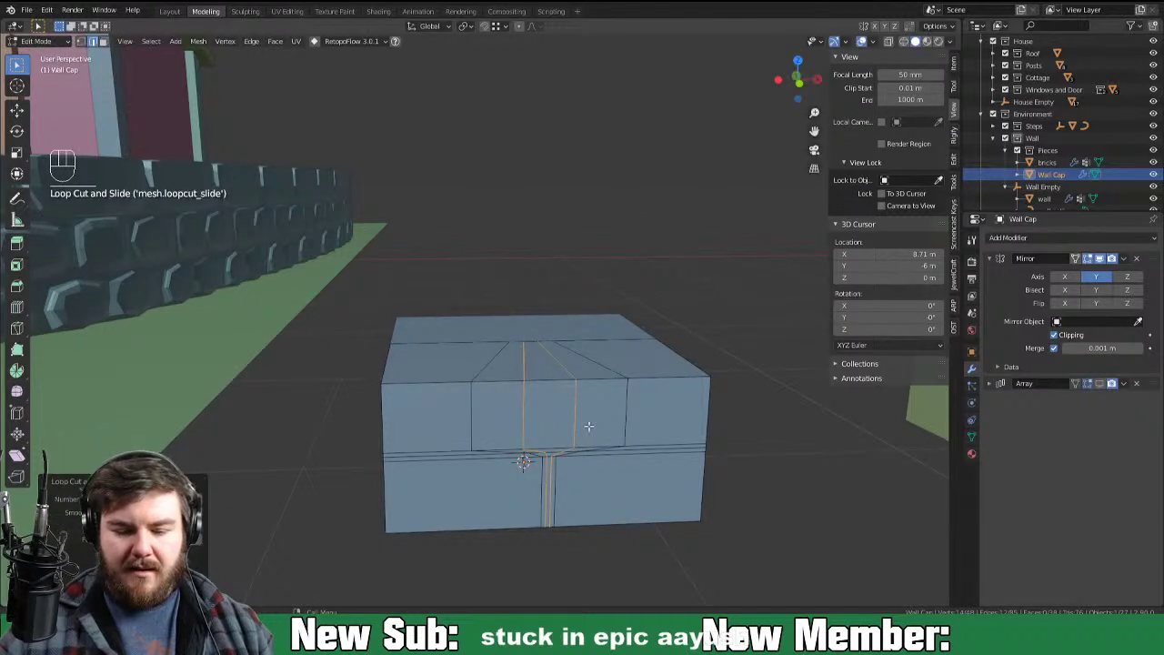
pyautogui.press('2')
pyautogui.press('s')
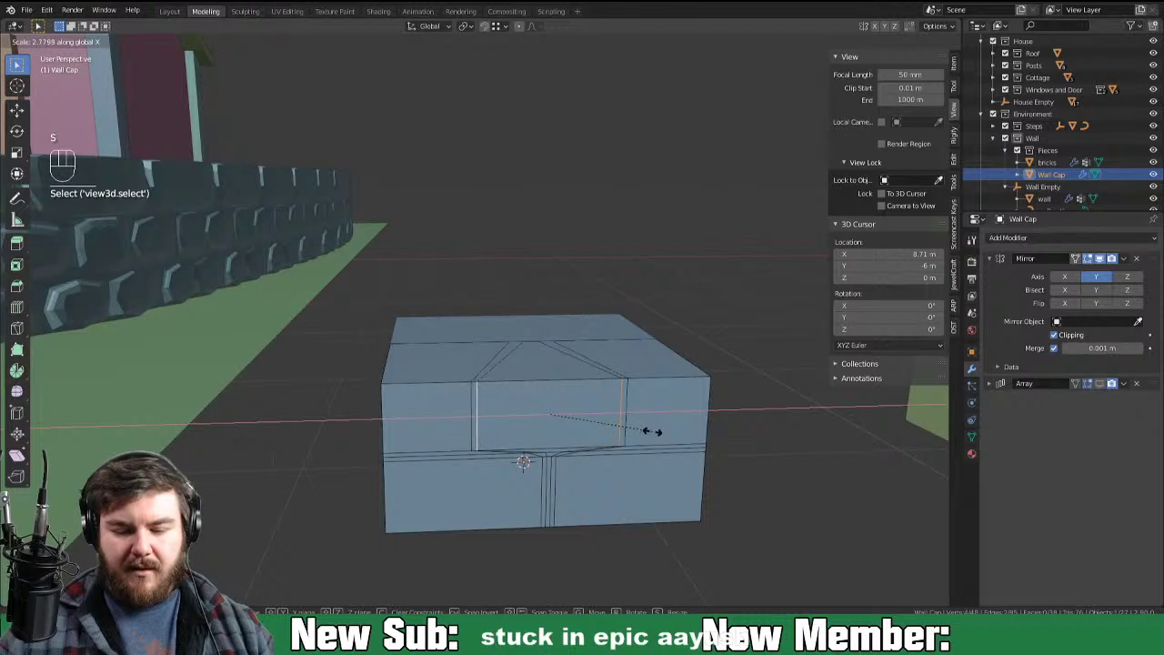
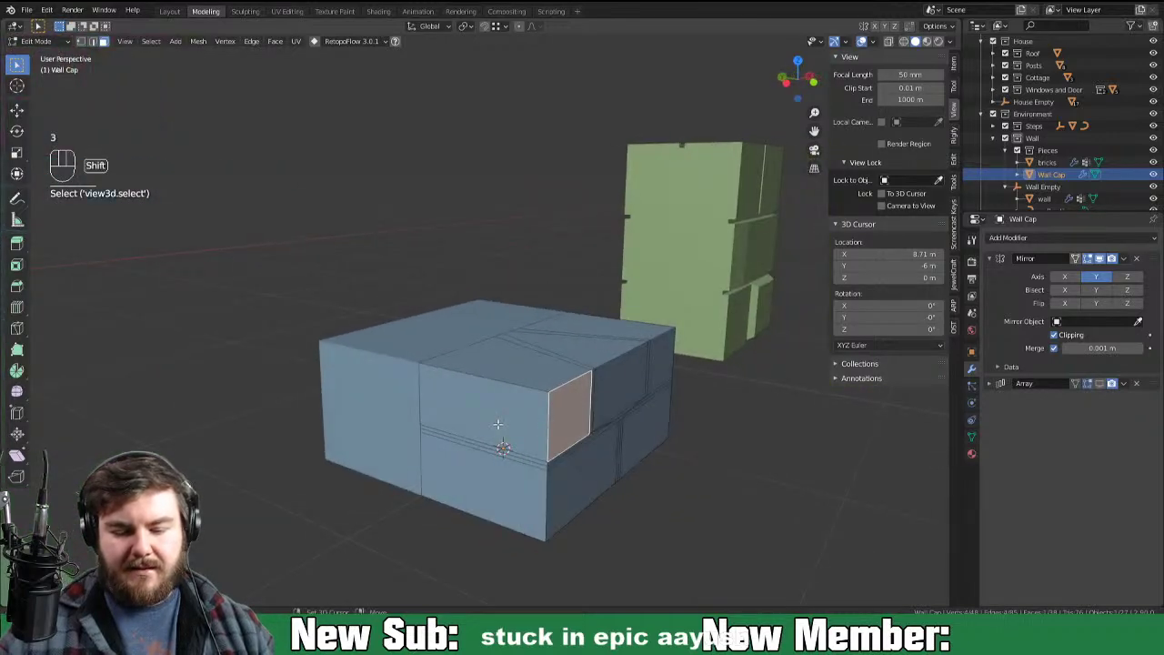
pyautogui.press('ctrl+r')
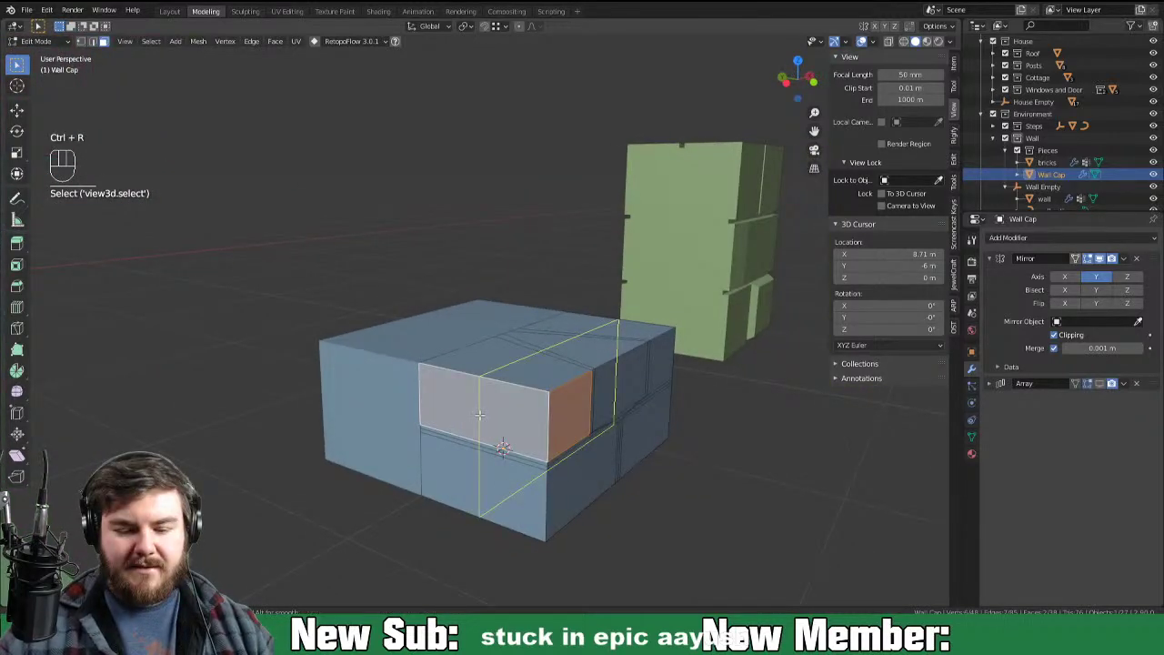
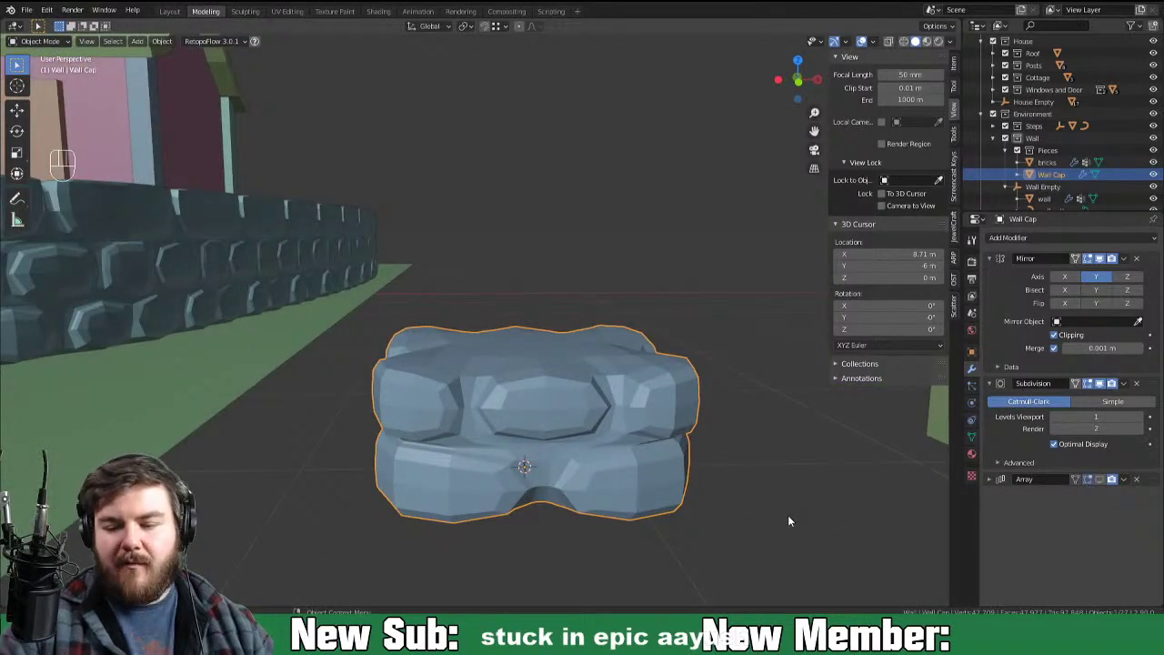
# Step: Show the Array copies stacking Wall Cap upward and check the Merge option in front view
pyautogui.click(1102, 484)
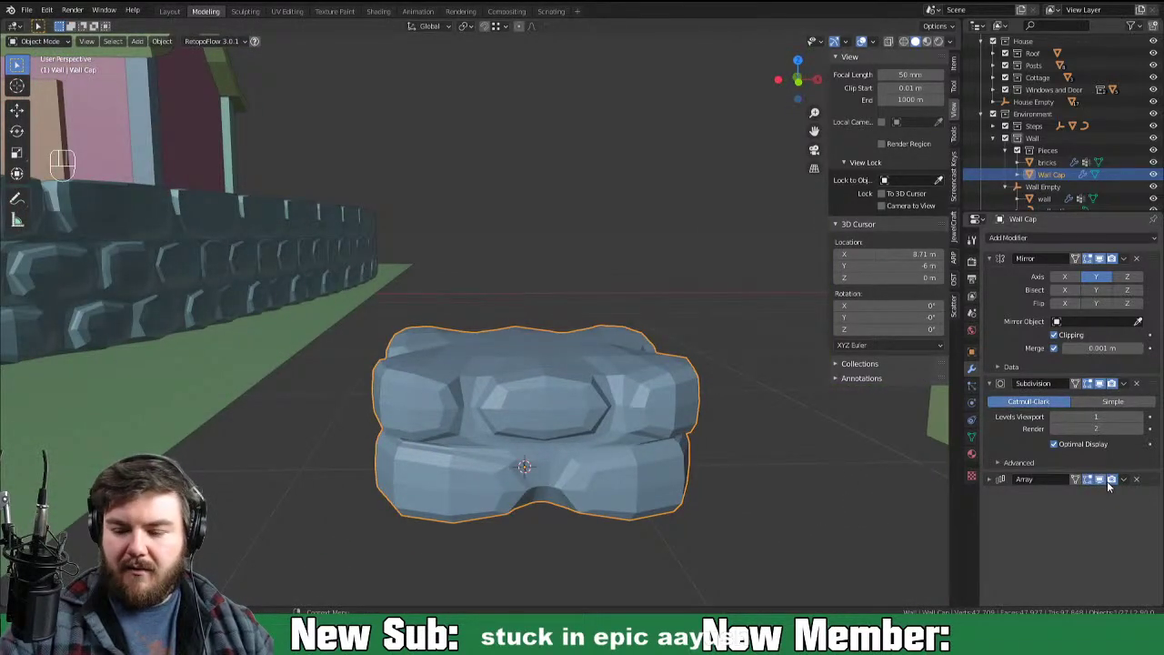
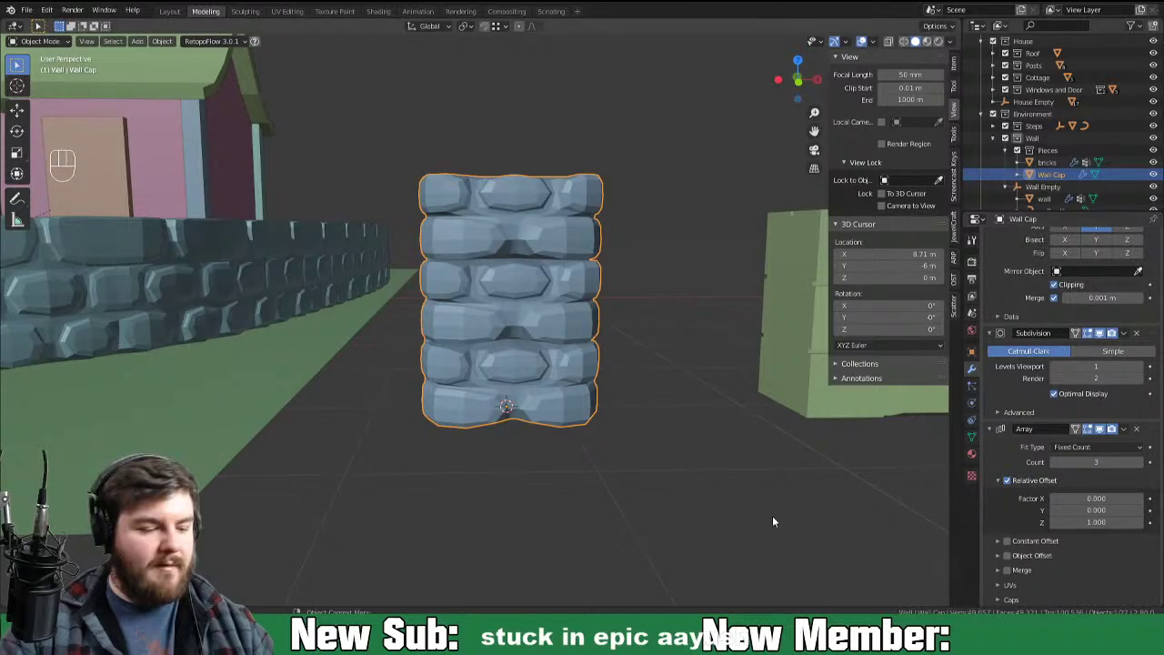
pyautogui.press('KP_1')
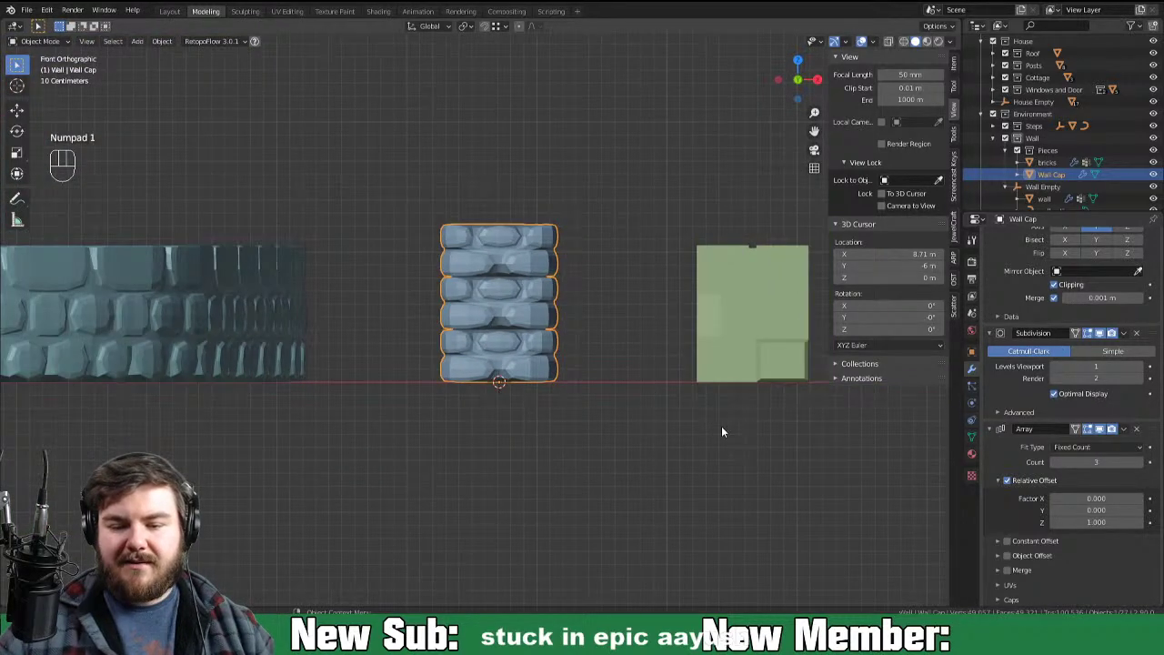
pyautogui.moveTo(706, 430); pyautogui.dragTo(665, 438)
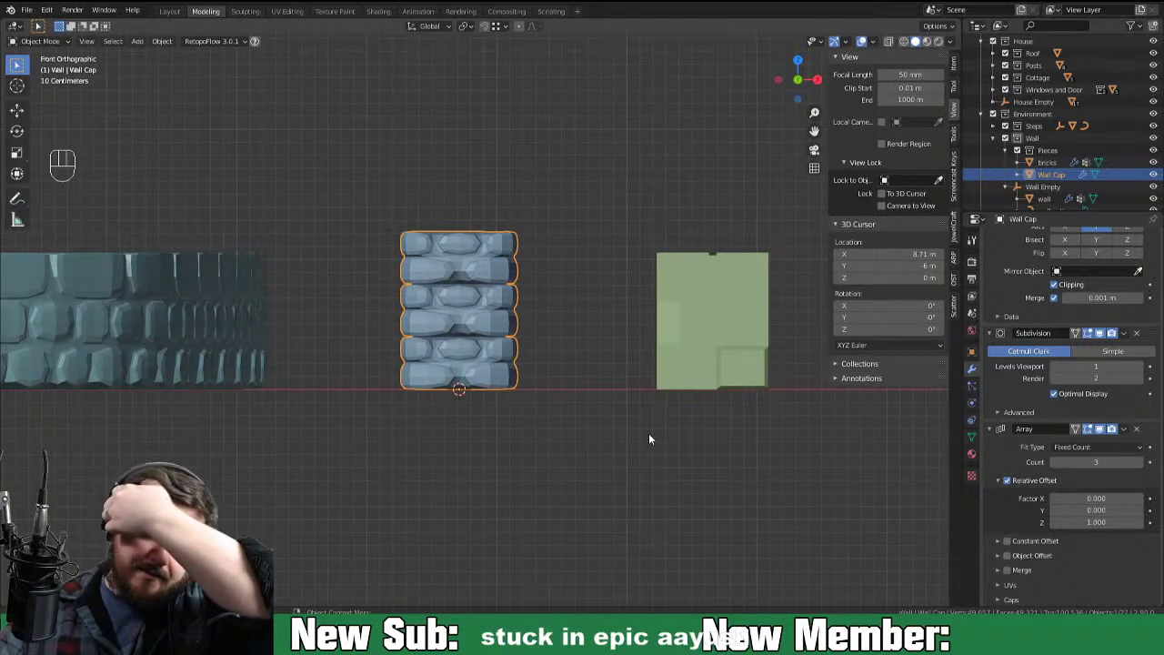
pyautogui.click(1011, 575)
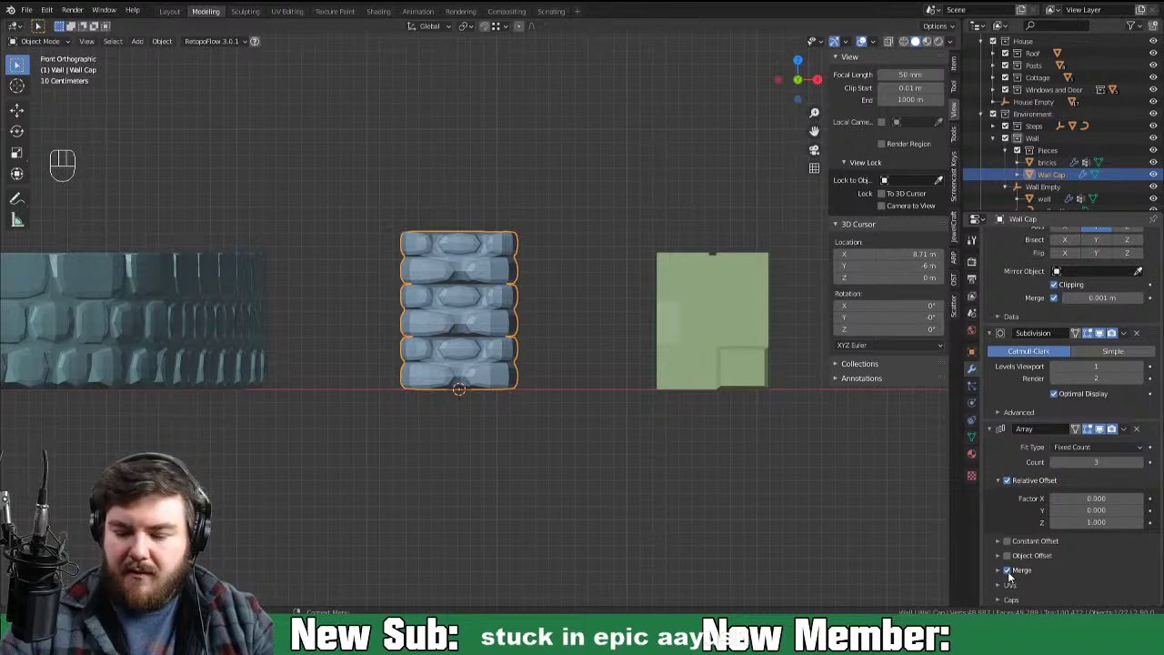
pyautogui.click(1009, 575)
pyautogui.moveTo(626, 496); pyautogui.dragTo(668, 521)
pyautogui.moveTo(684, 454); pyautogui.dragTo(649, 425)
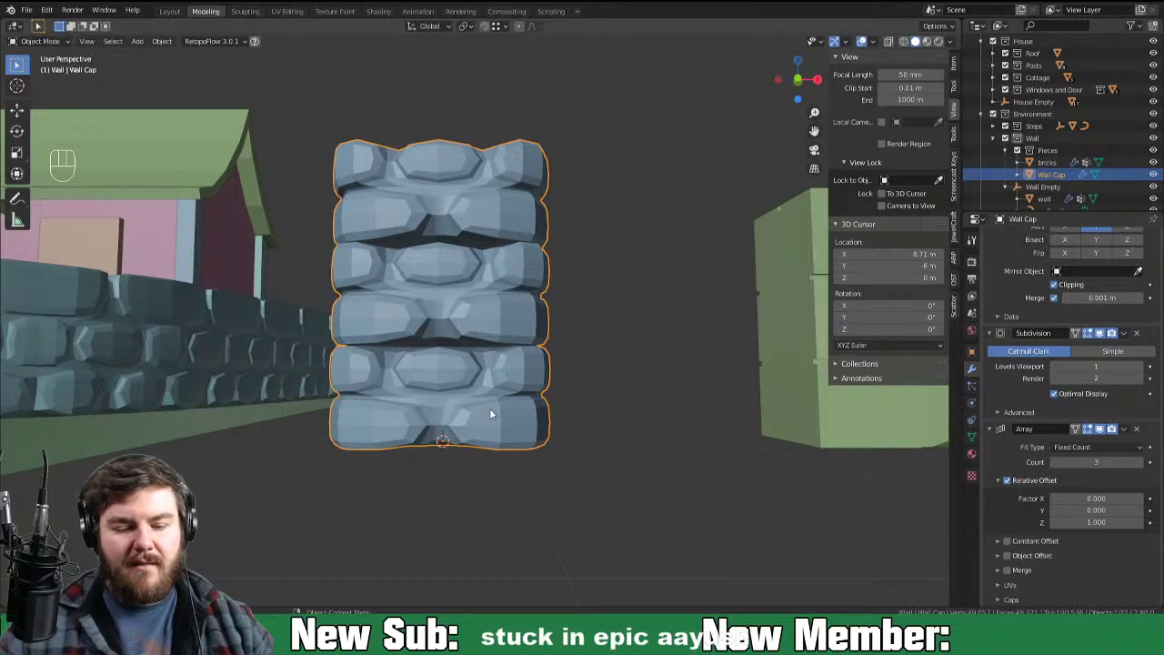
# Step: Resize the whole base stone layer slightly with X-ray on and inspect it from below
pyautogui.press('a')
pyautogui.press('Tab')
pyautogui.press('a')
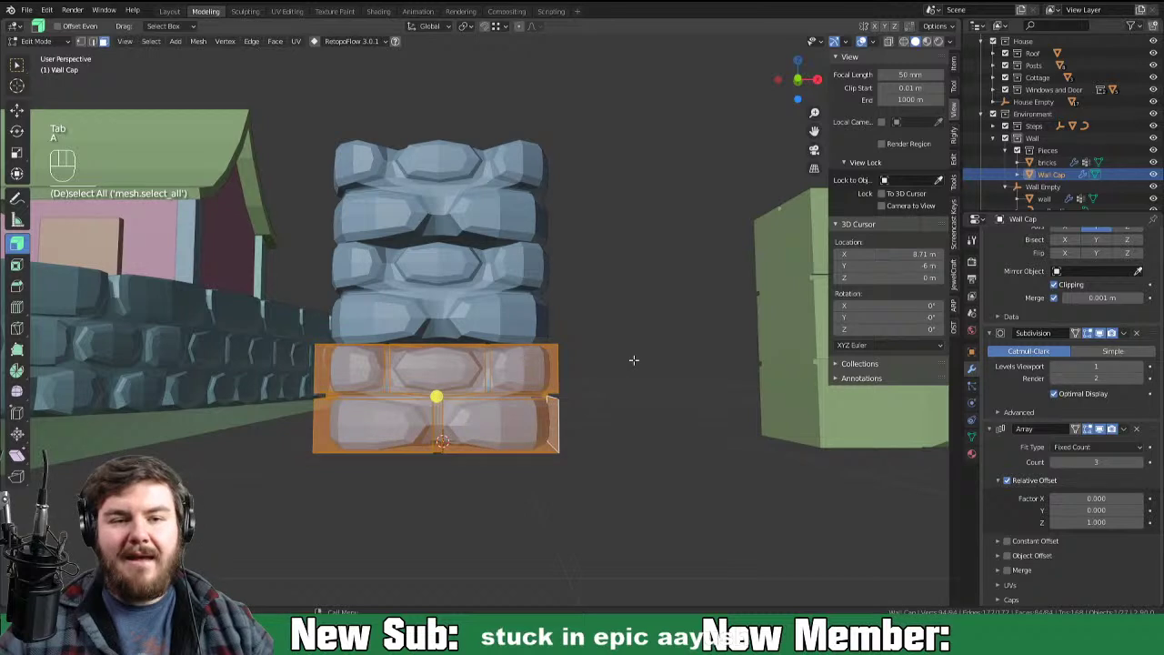
pyautogui.press('s')
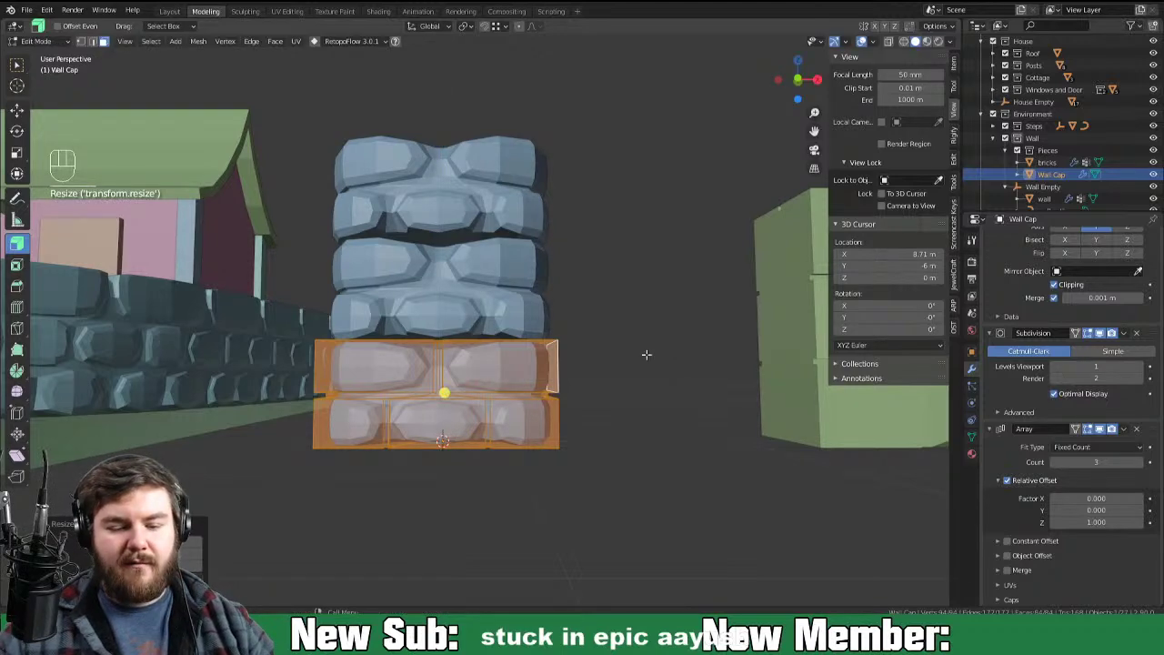
pyautogui.press('Tab')
pyautogui.moveTo(522, 359); pyautogui.dragTo(522, 388)
pyautogui.moveTo(463, 438); pyautogui.dragTo(507, 396)
pyautogui.press('Tab')
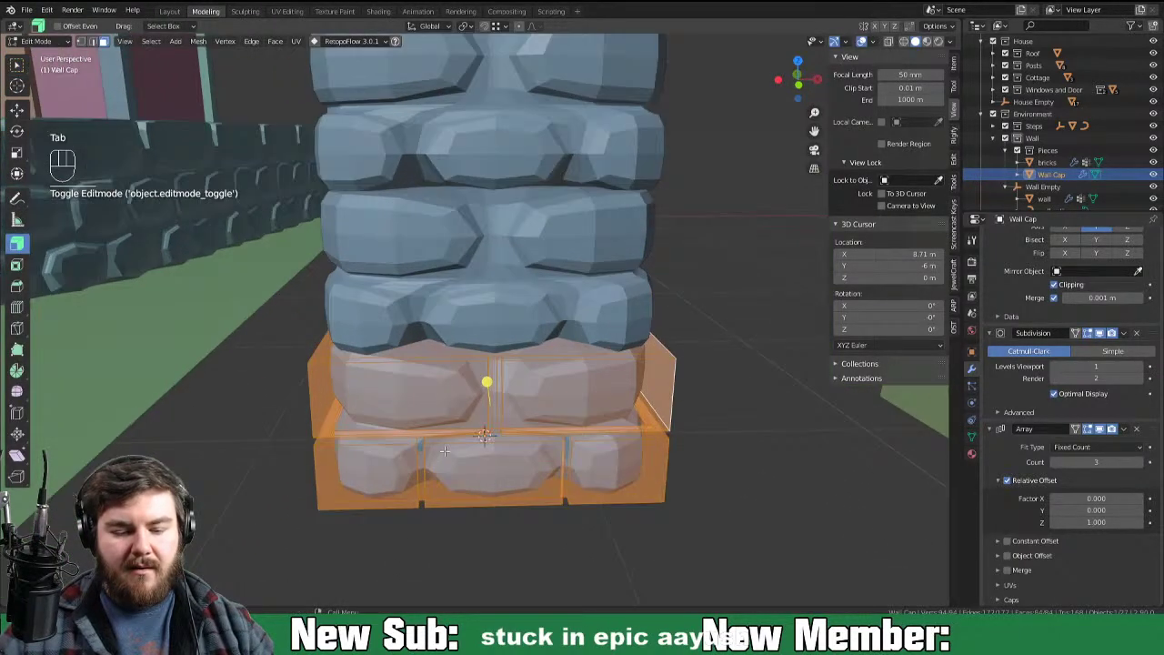
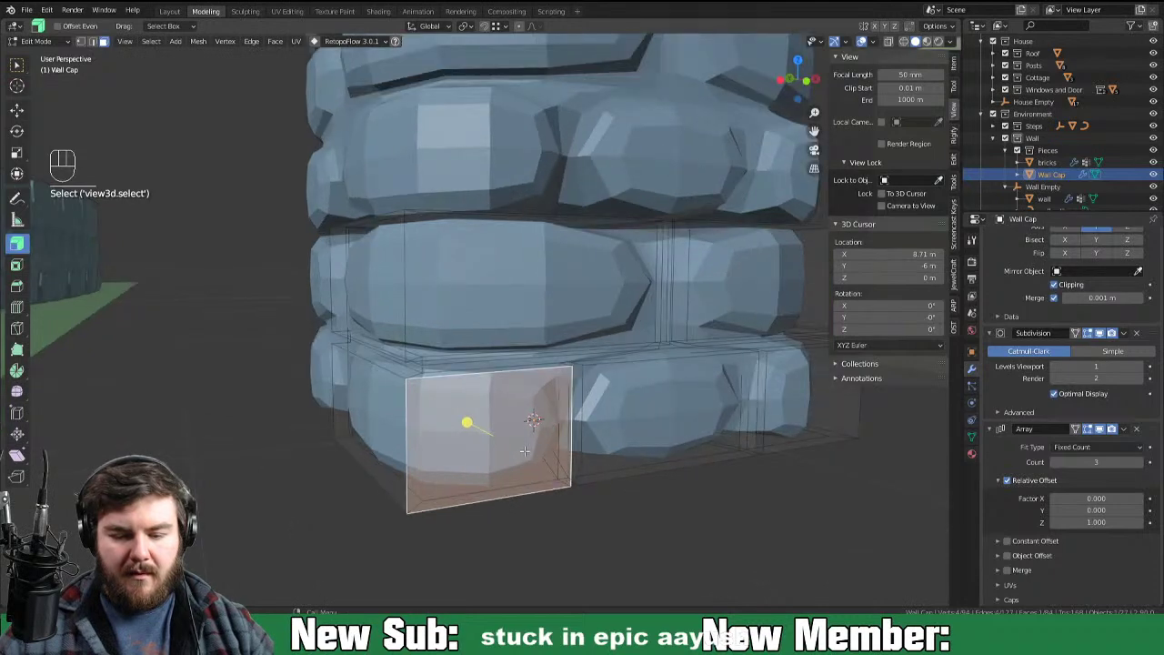
# Step: Add loop cuts through a base stone, narrow its face along X and push the side face outward
pyautogui.press('ctrl+r')
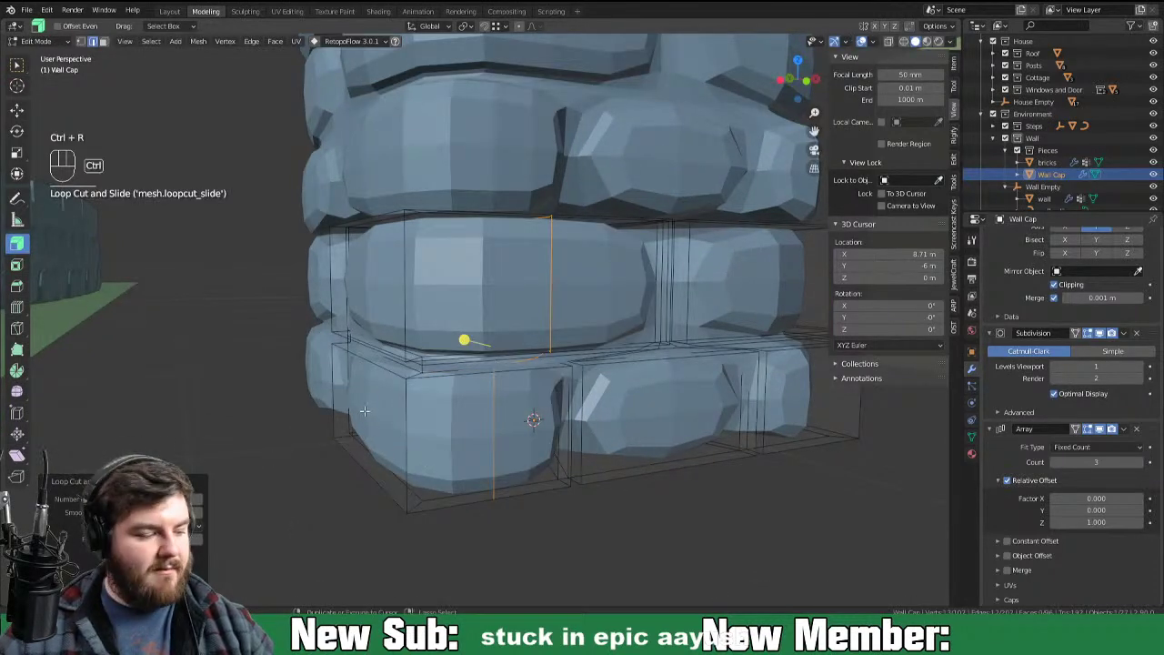
pyautogui.press('ctrl+r')
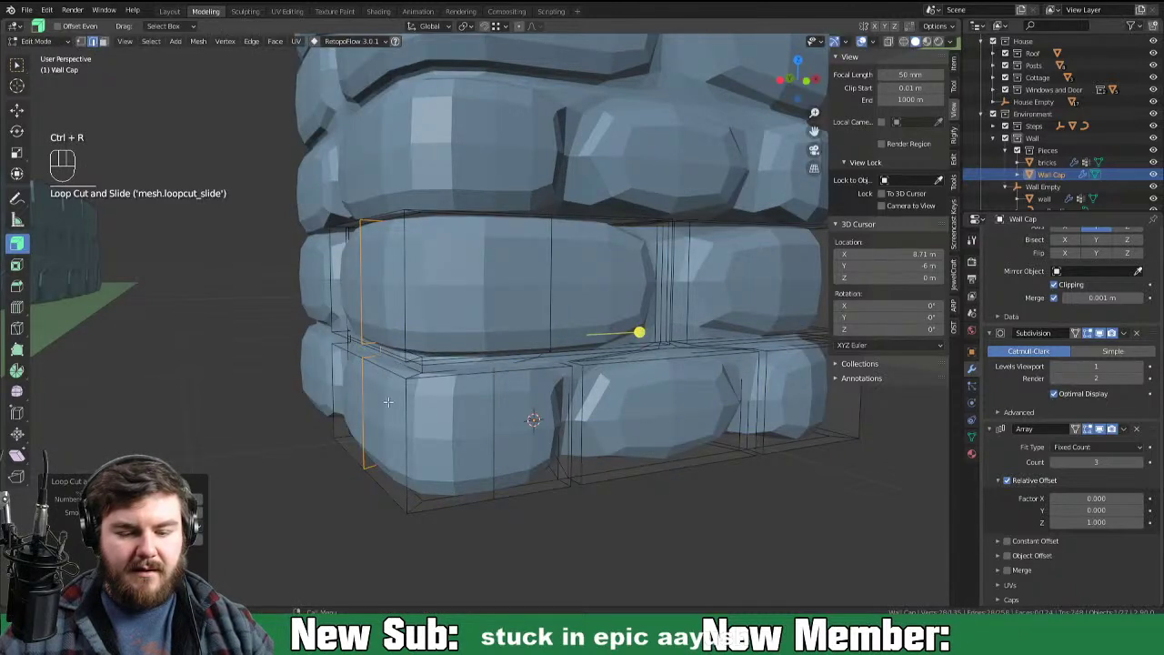
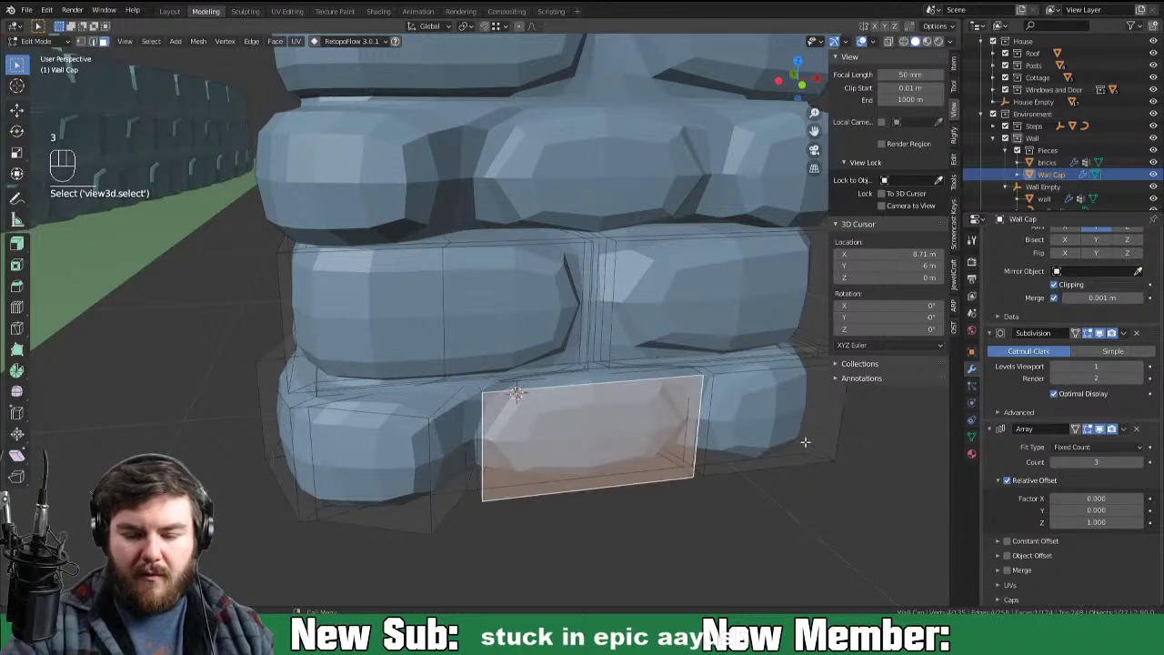
pyautogui.press('s')
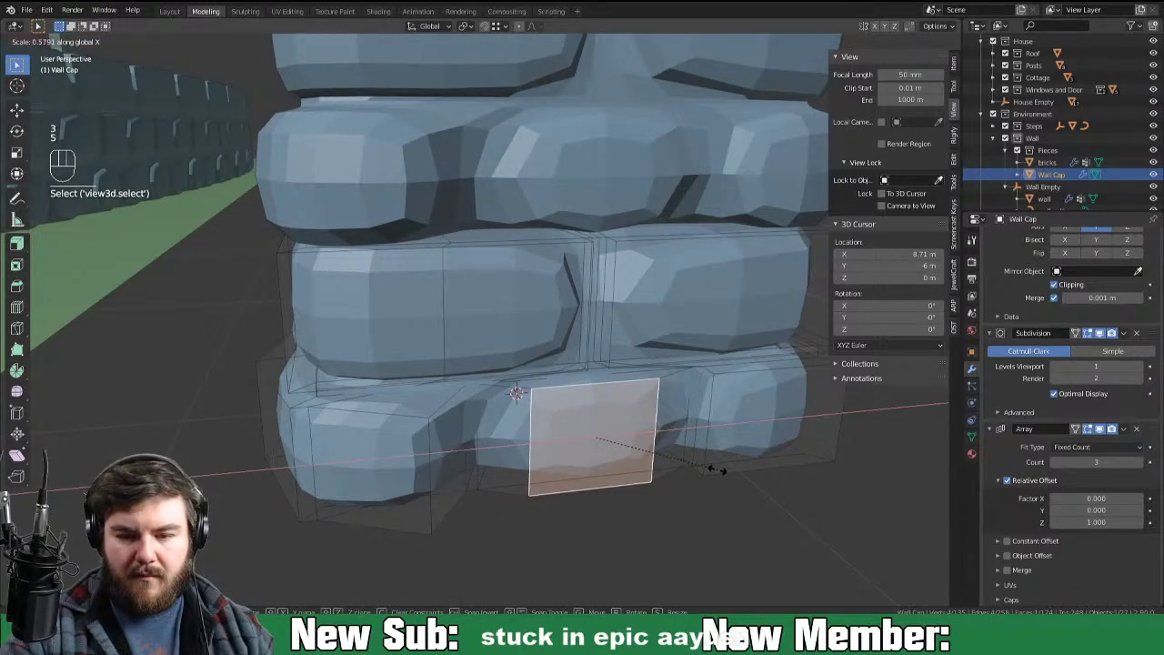
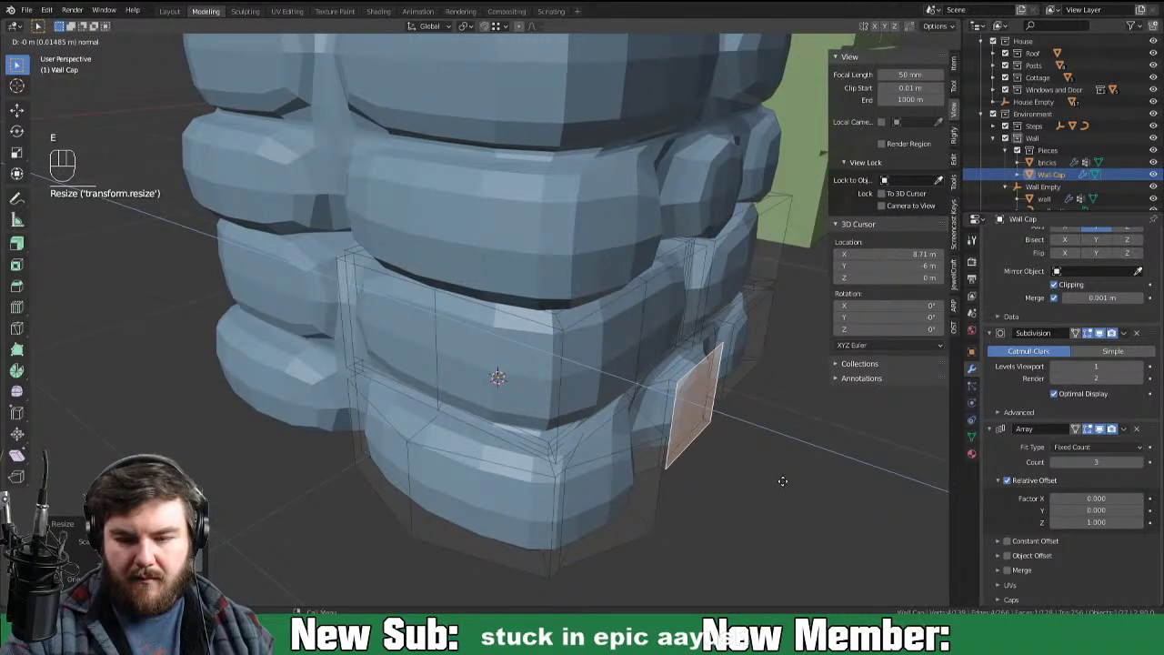
pyautogui.press('ctrl+z')
pyautogui.press('g')
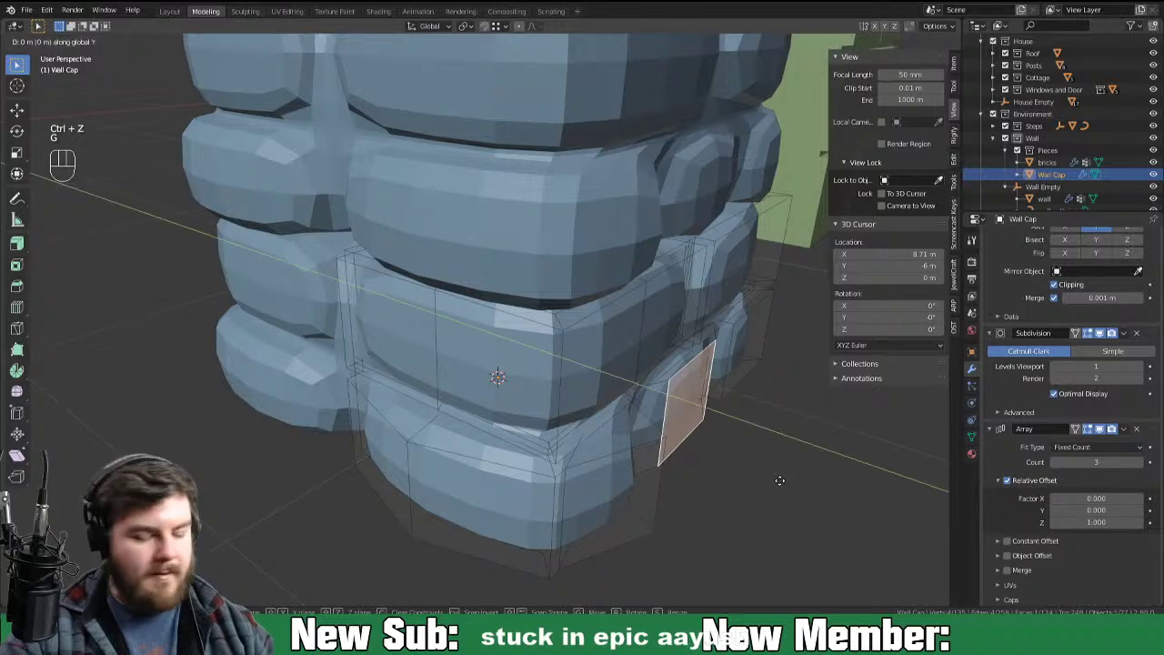
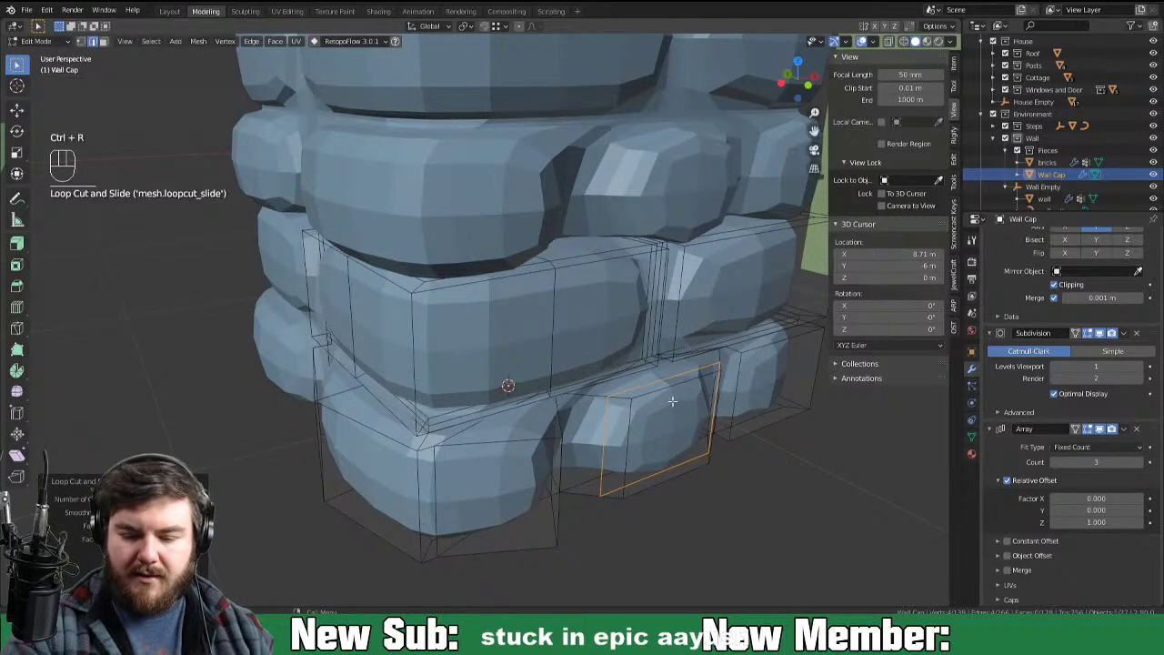
# Step: Stretch the cut face vertically and nudge several sets of Wall Cap vertices about 6 cm along X
pyautogui.press('s')
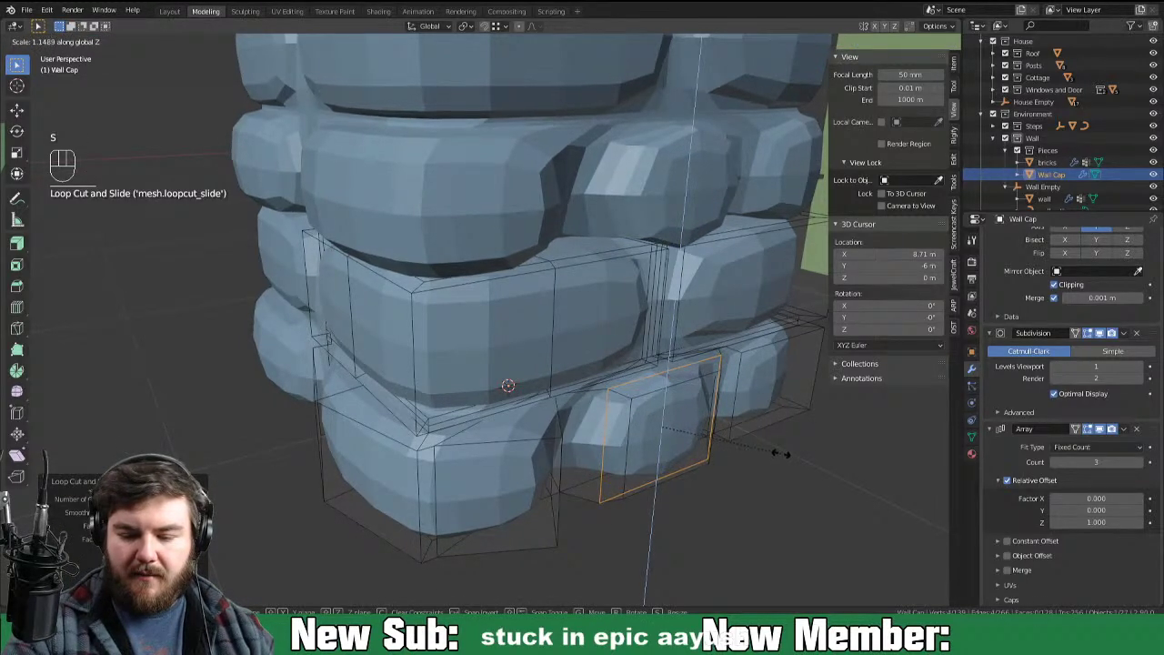
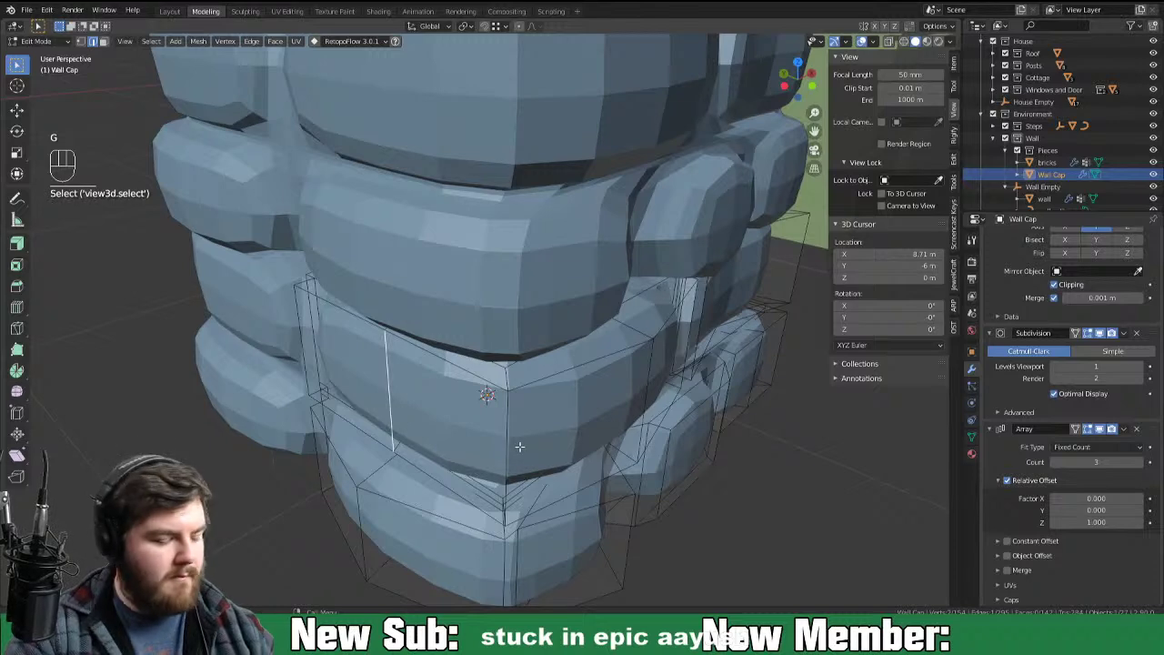
pyautogui.press('g')
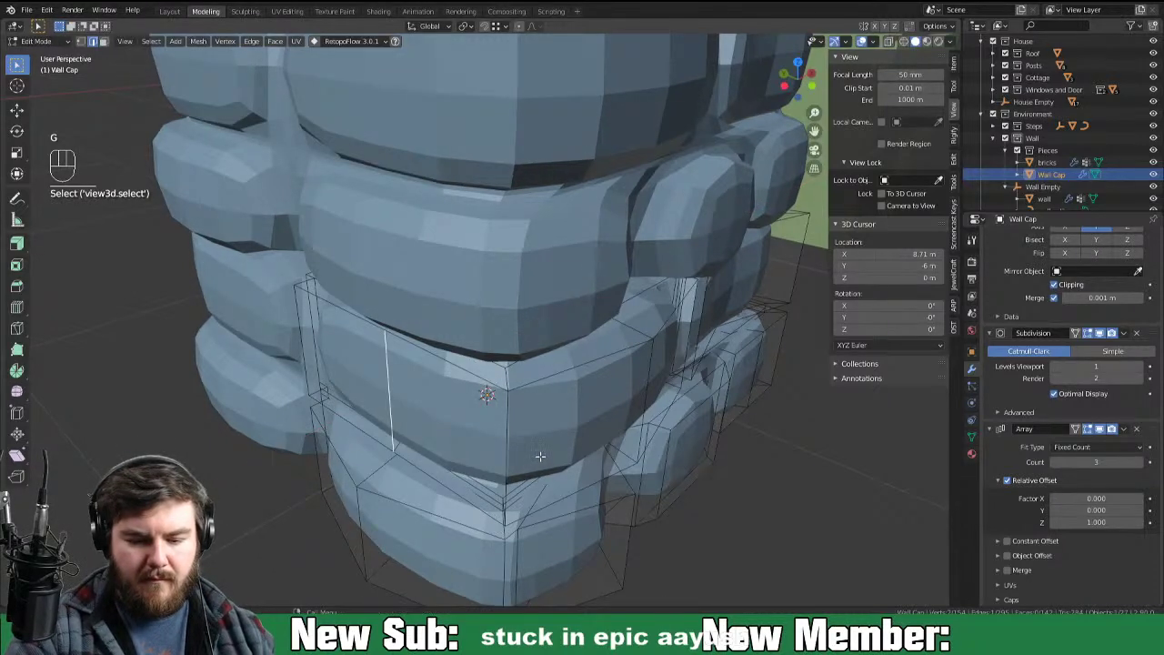
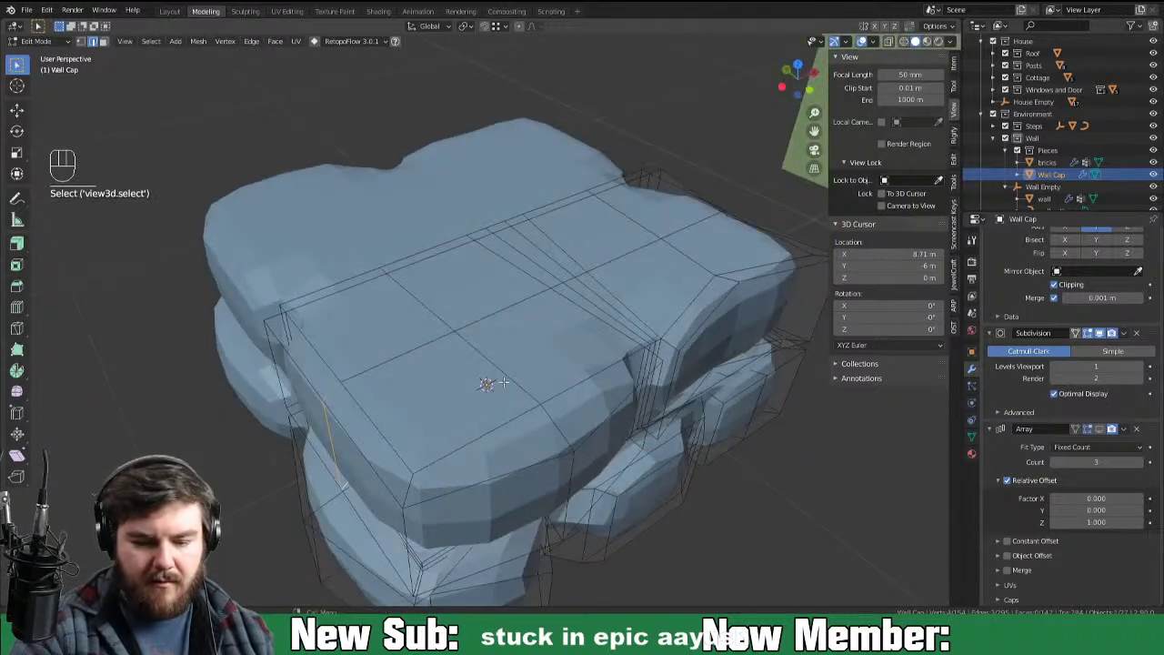
pyautogui.press('g')
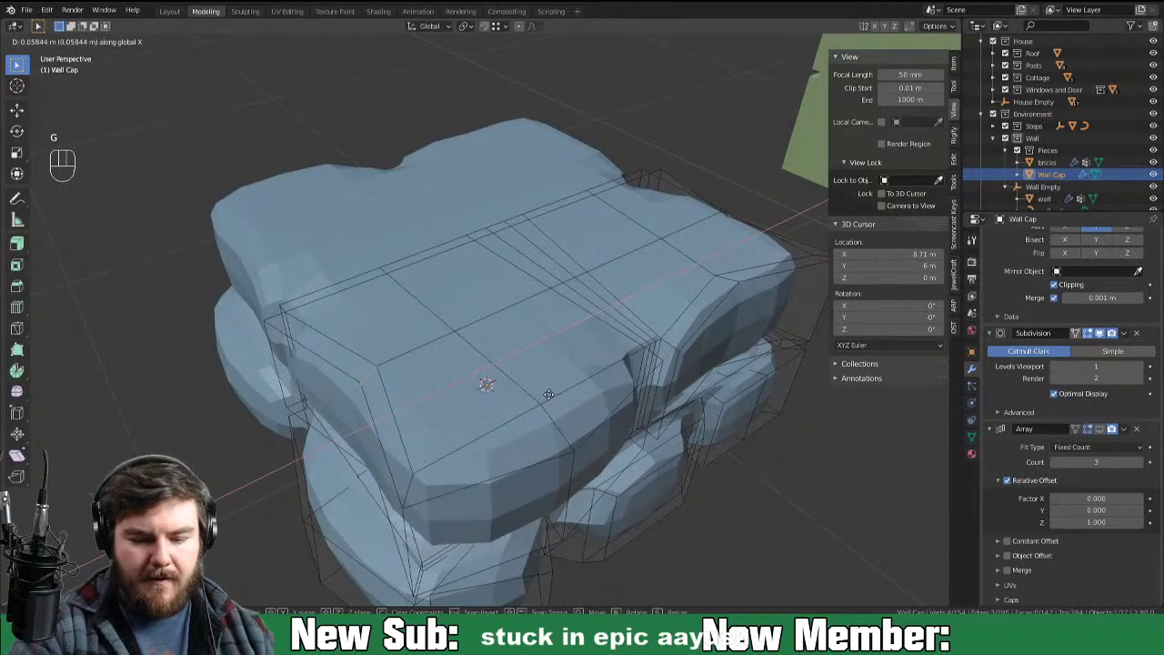
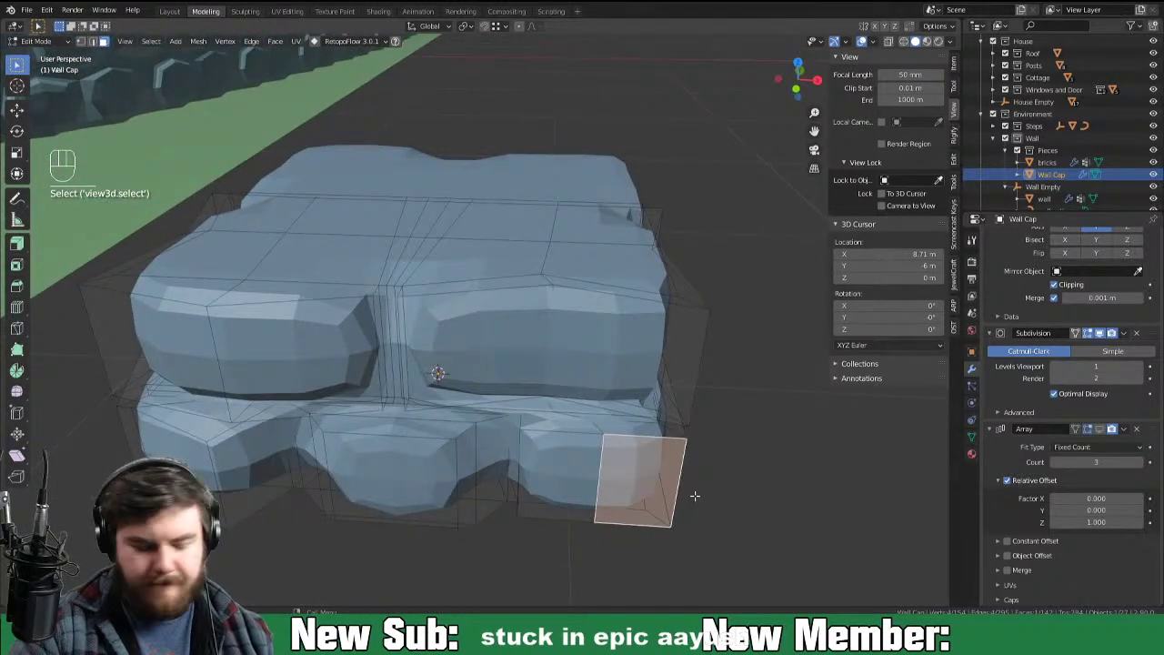
pyautogui.press('g')
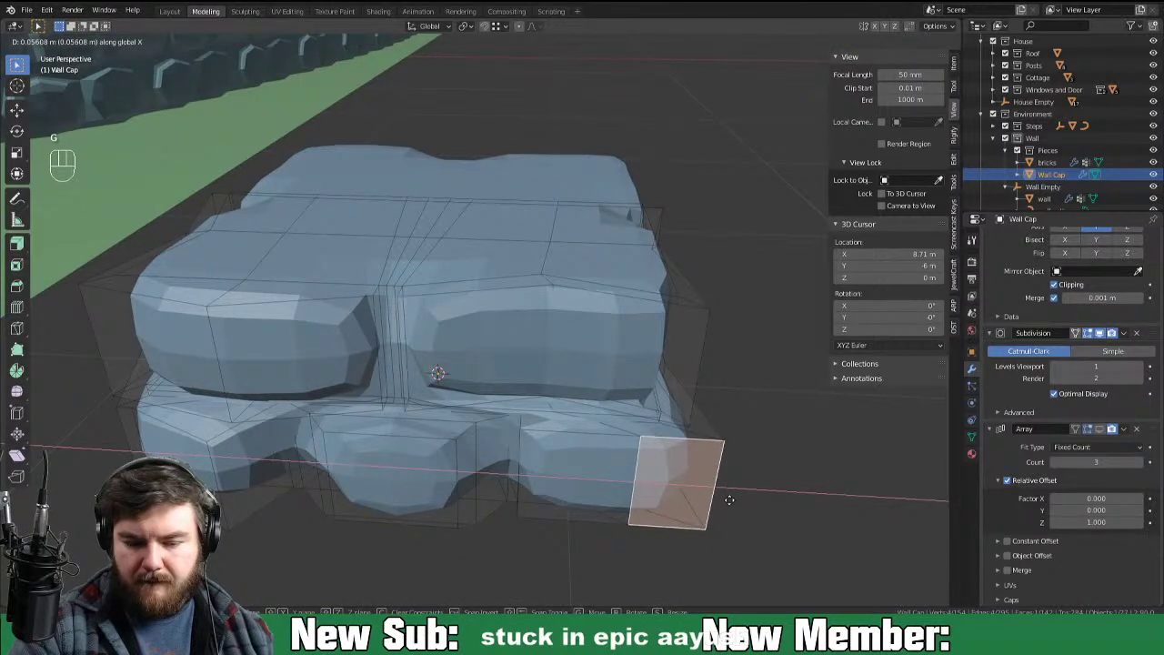
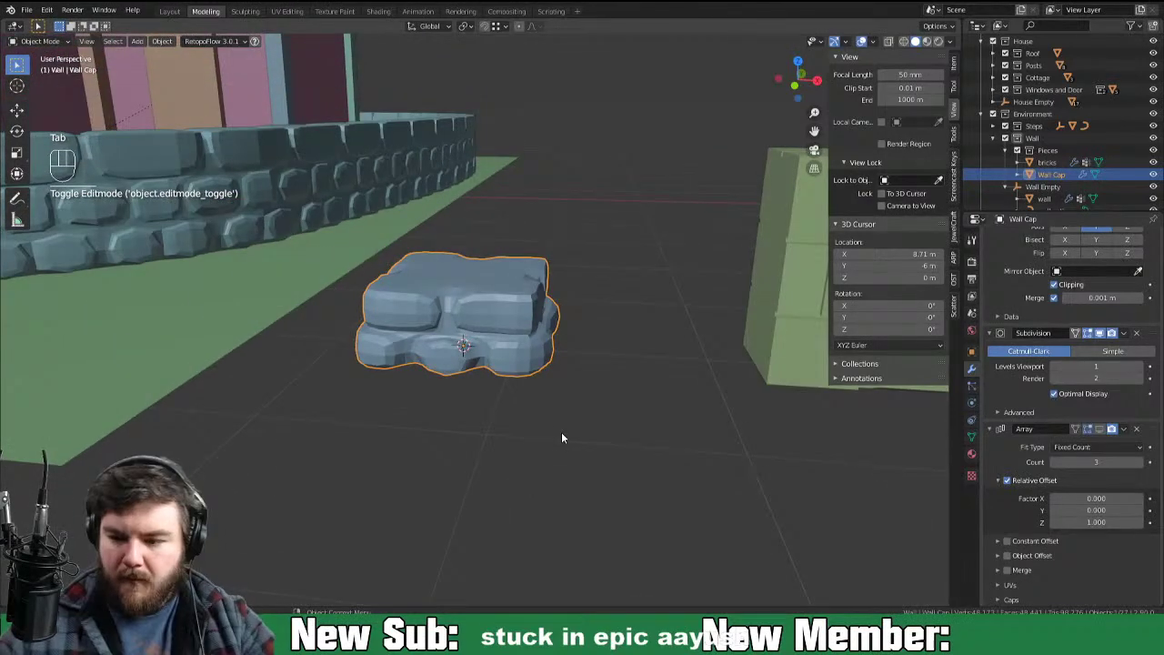
# Step: Show Wall Cap stacked as a pillar beside the curved wall and save the file
pyautogui.click(1106, 432)
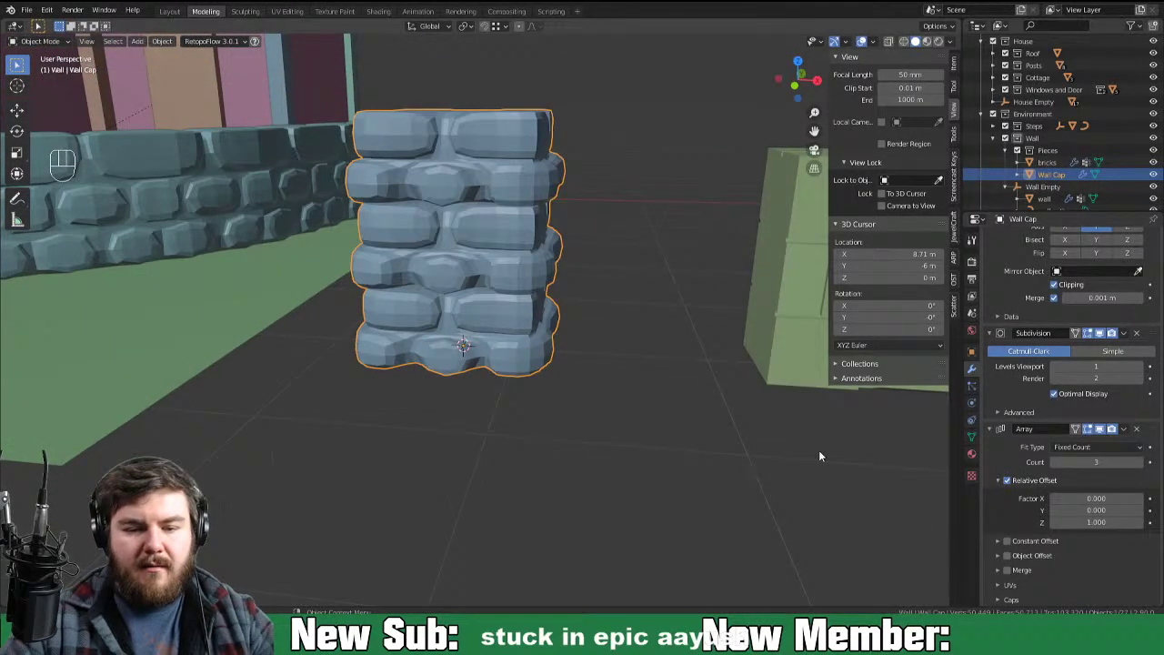
pyautogui.moveTo(432, 419); pyautogui.dragTo(435, 420)
pyautogui.moveTo(517, 417); pyautogui.dragTo(541, 403)
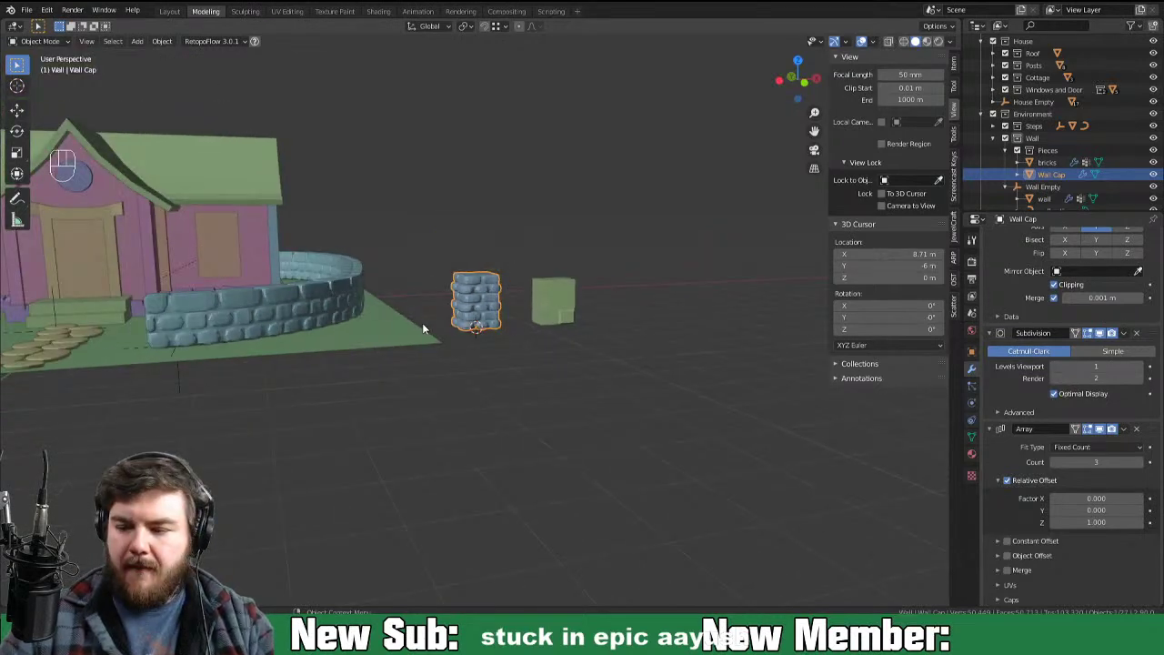
pyautogui.press('ctrl+s')
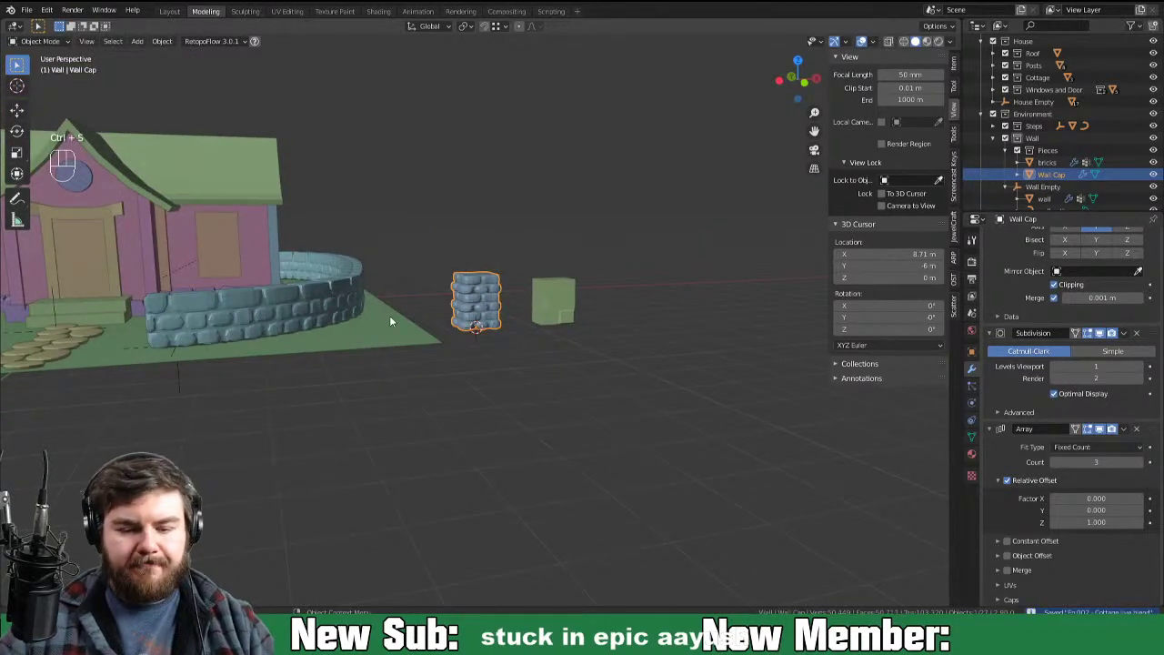
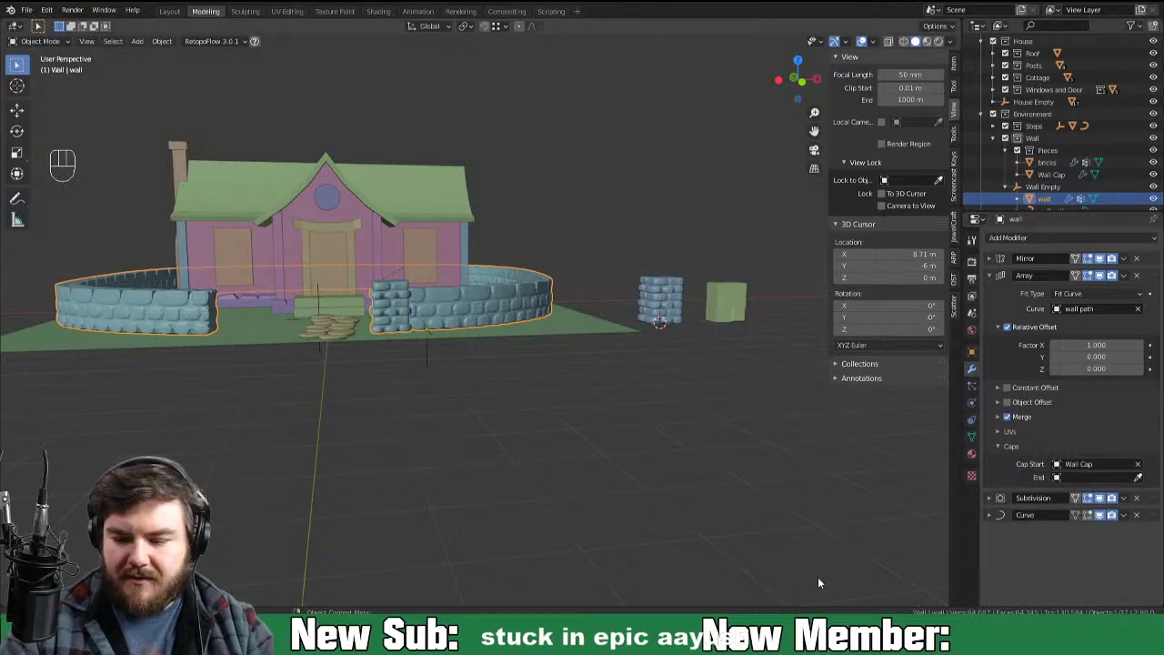
# Step: Orbit to view the curved wall with its Wall Cap pillars from higher up
pyautogui.moveTo(821, 585); pyautogui.dragTo(791, 591)
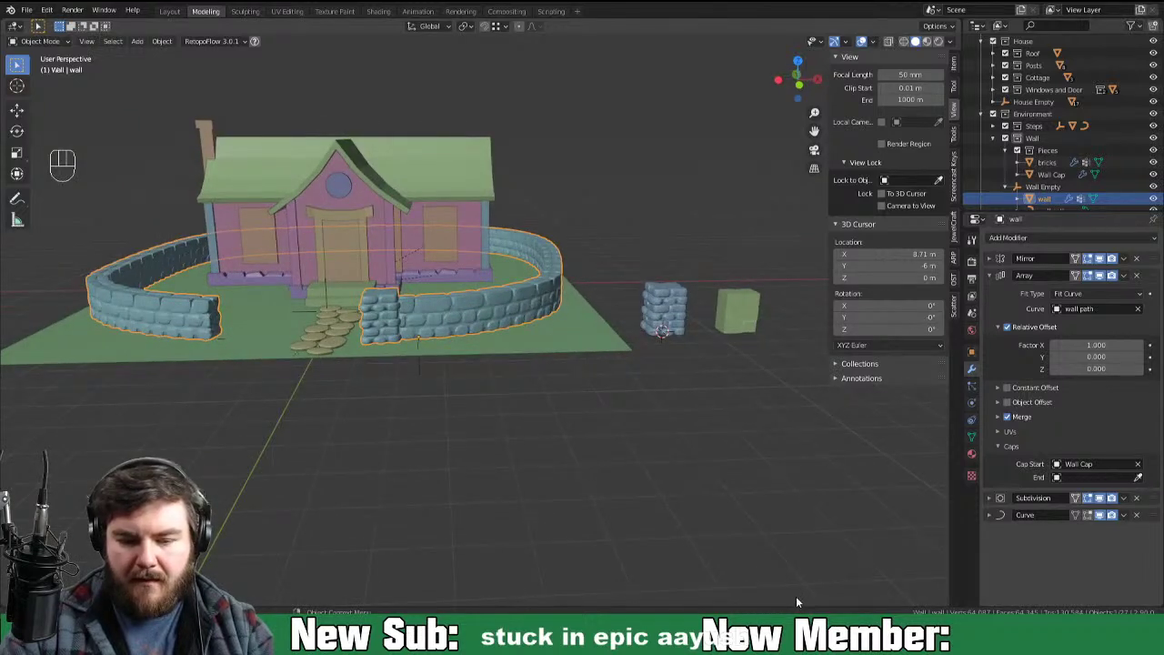
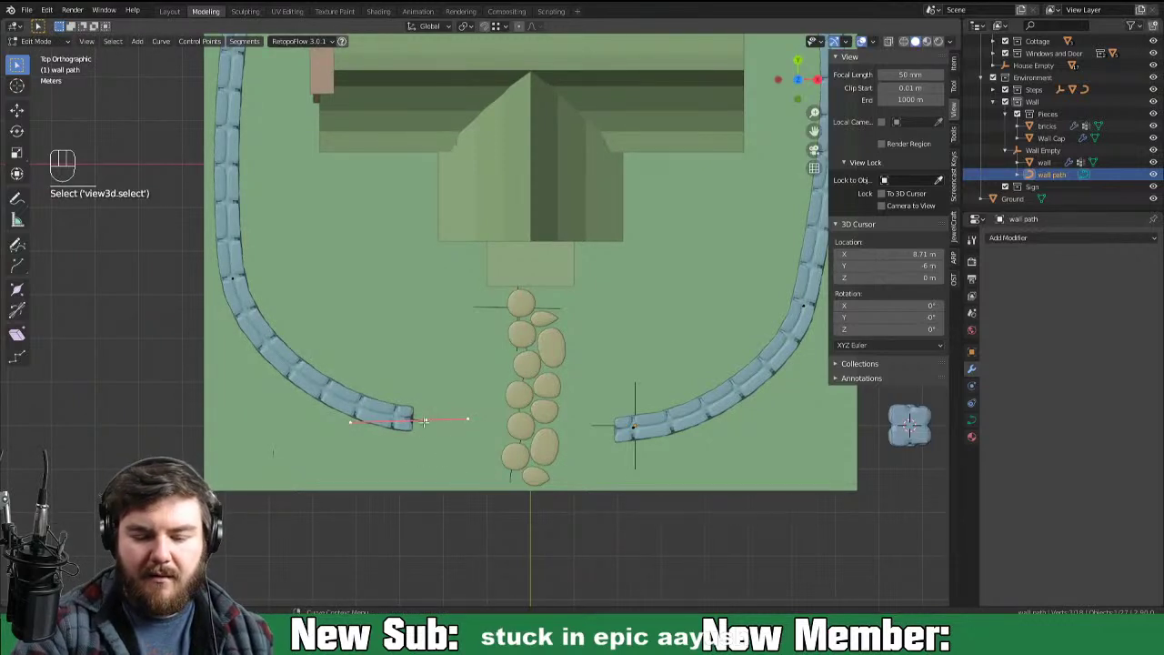
# Step: Move the wall path's end control point toward the stepping stones
pyautogui.press('g')
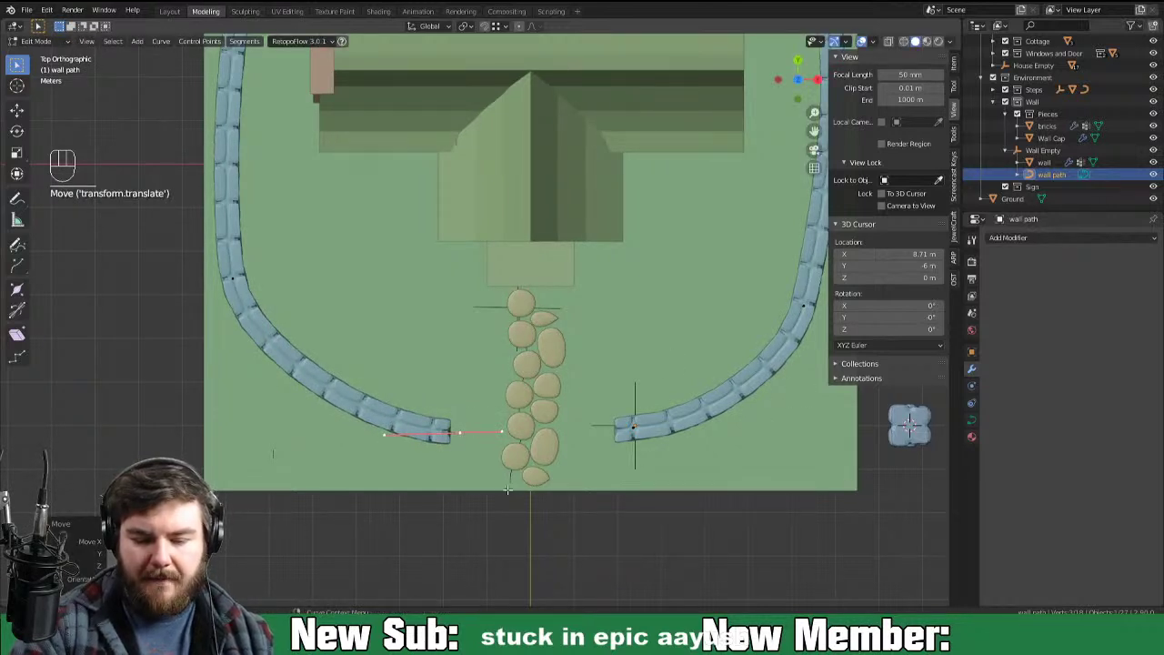
pyautogui.press('g')
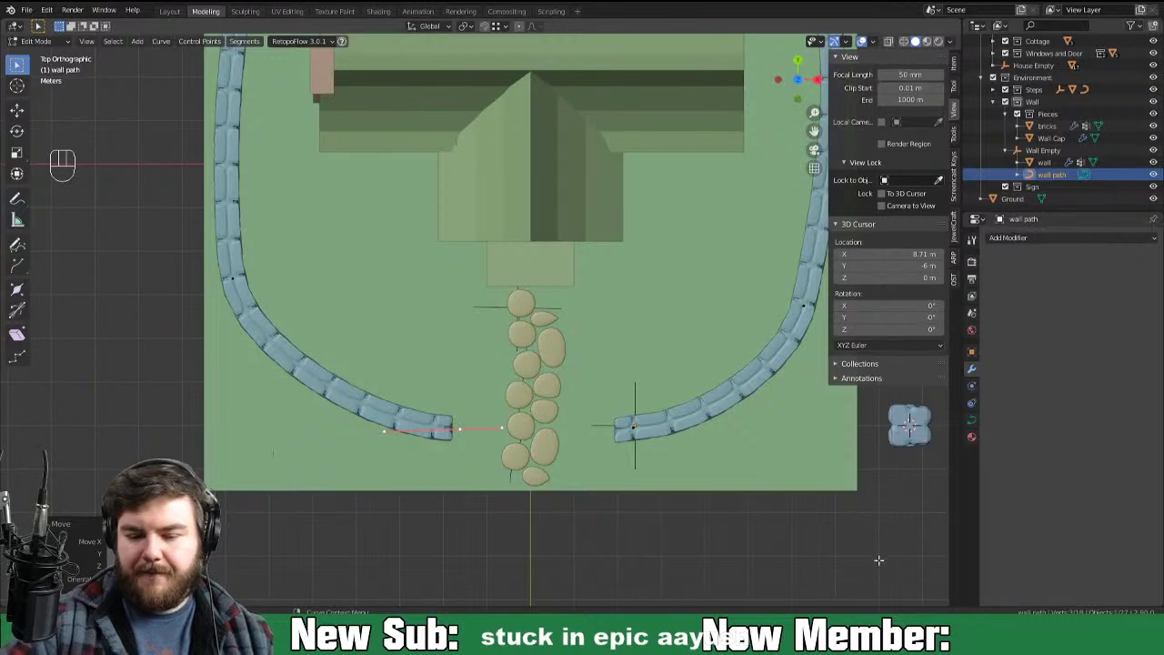
pyautogui.moveTo(871, 535); pyautogui.dragTo(865, 451)
pyautogui.moveTo(871, 495); pyautogui.dragTo(801, 512)
pyautogui.moveTo(884, 491); pyautogui.dragTo(831, 498)
pyautogui.moveTo(816, 551); pyautogui.dragTo(866, 525)
pyautogui.moveTo(869, 509); pyautogui.dragTo(738, 562)
pyautogui.middleClick(782, 531)
# Step: Select the loose Wall Cap piece and slide it aside along X beside the green block
pyautogui.click(733, 453)
pyautogui.press('g')
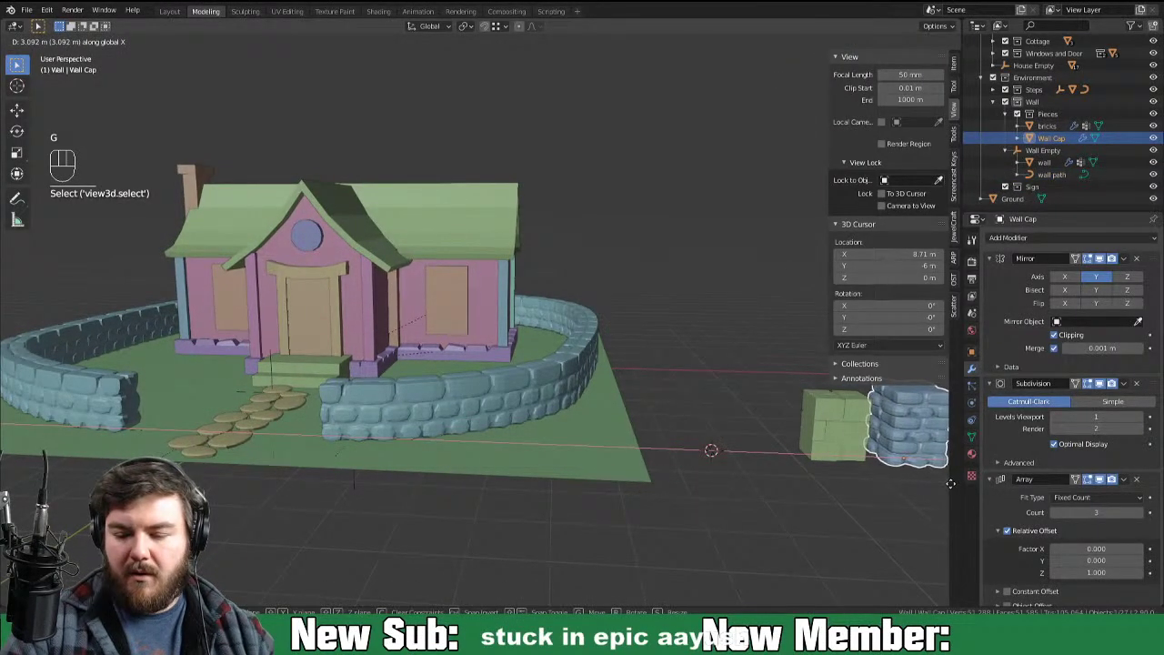
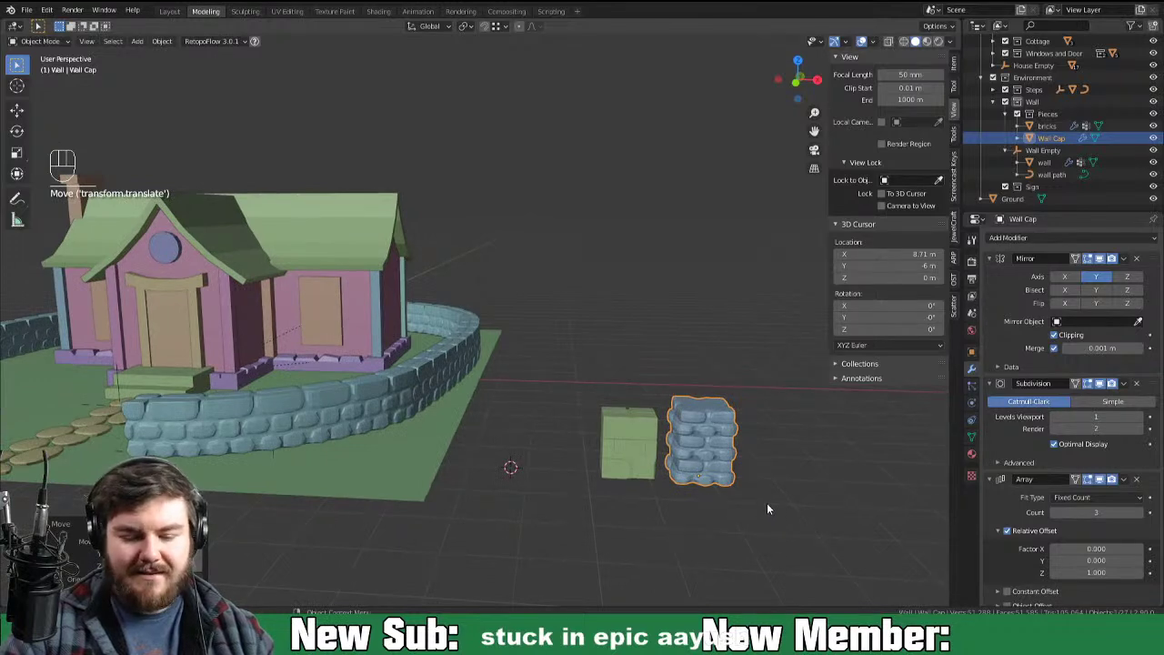
# Step: Add a cube named Topper and scale it into a wide flat slab
pyautogui.press('shift+a')
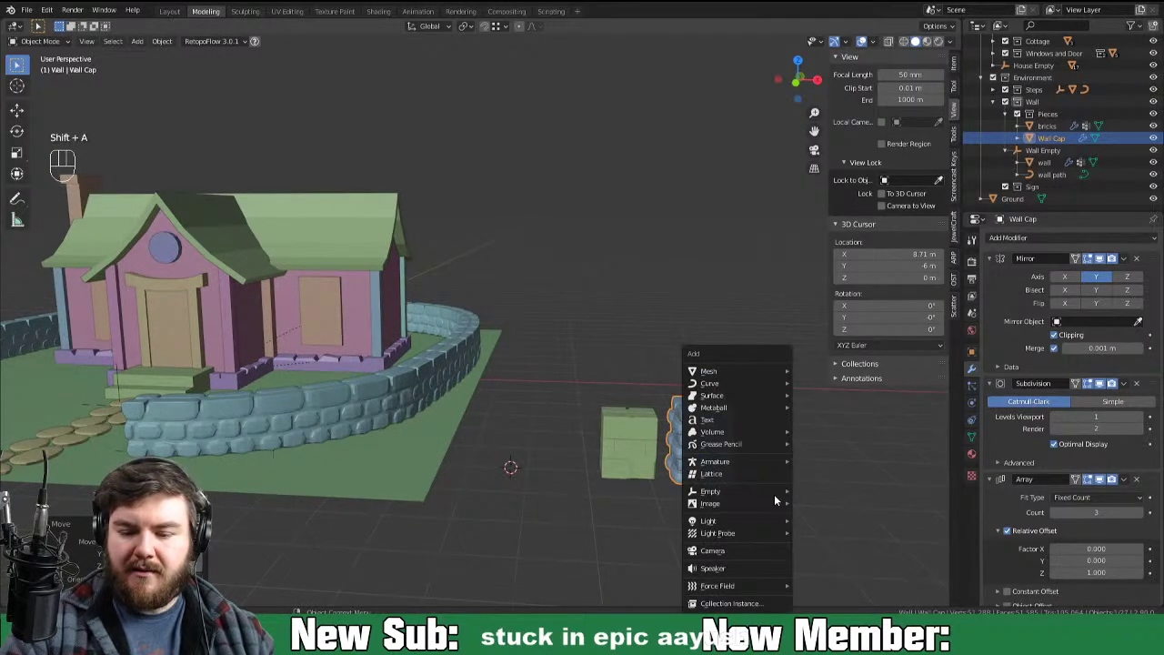
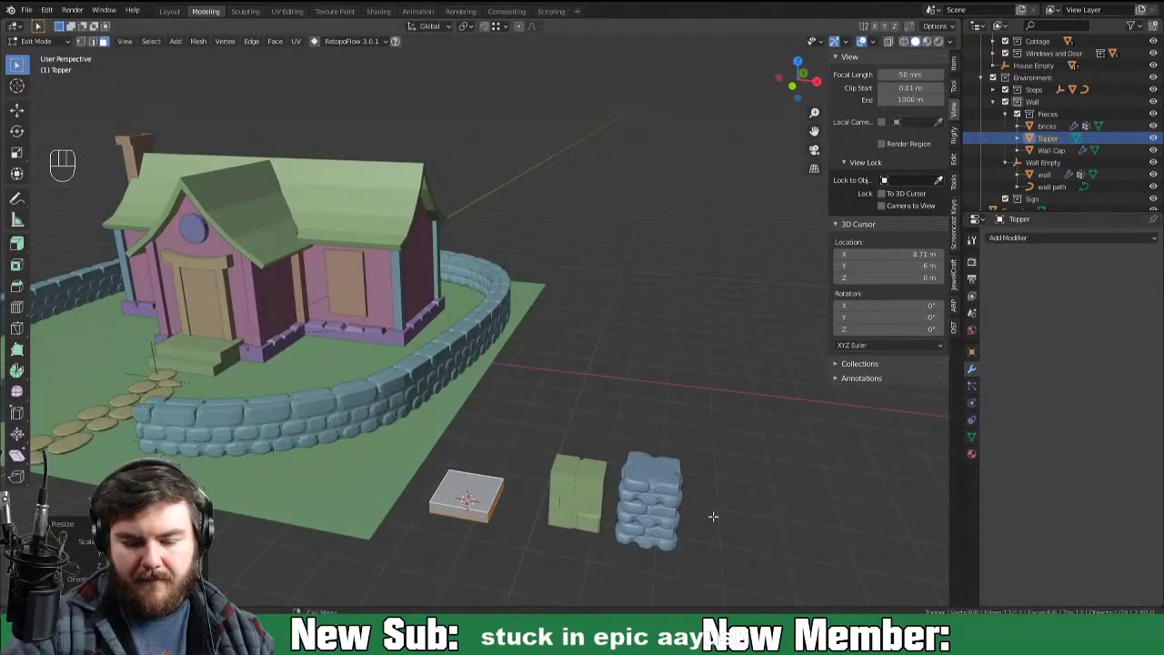
pyautogui.press('s')
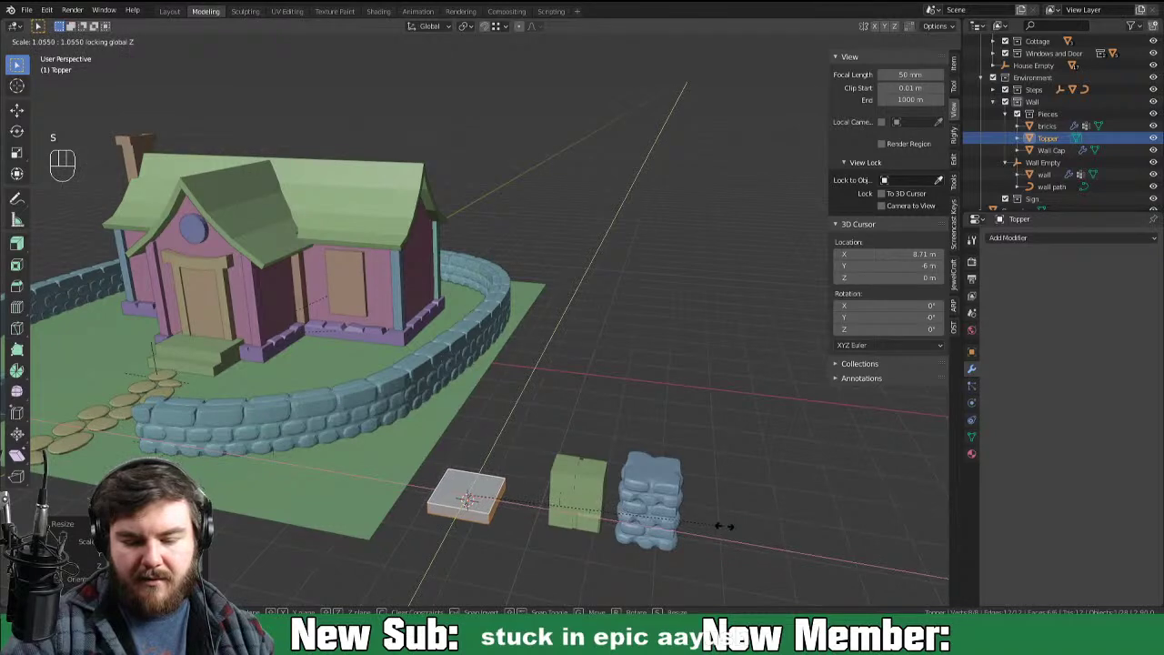
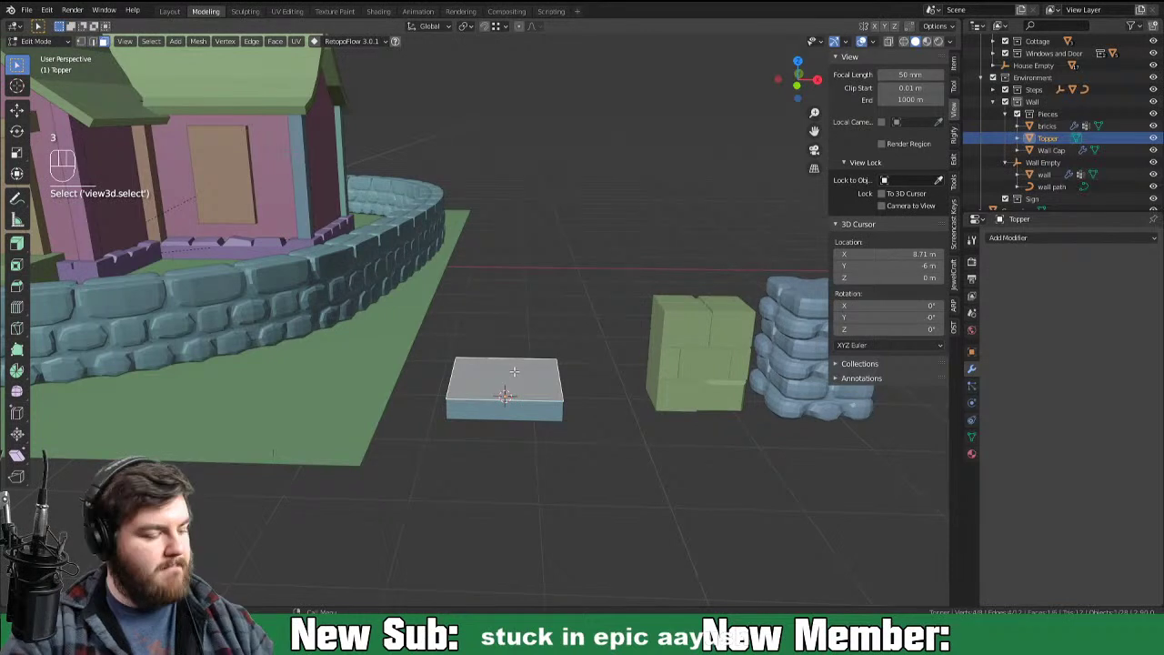
# Step: Add a small cube centred on the slab, raise it onto the top and taper its top face inward
pyautogui.press('shift+s')
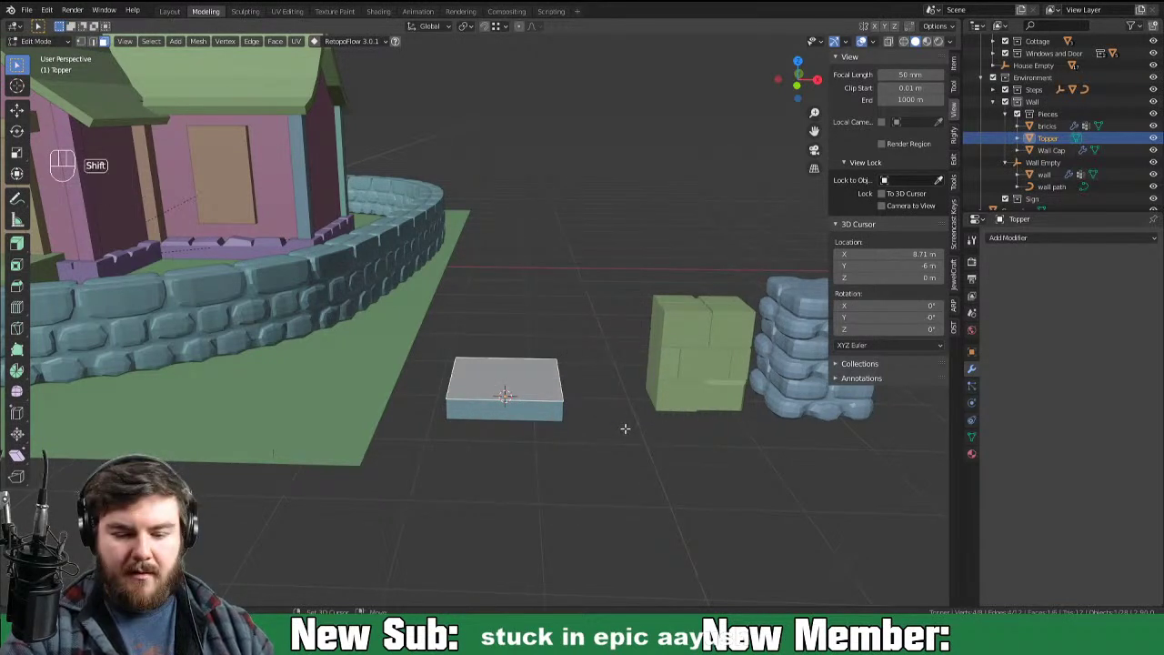
pyautogui.press('shift+a')
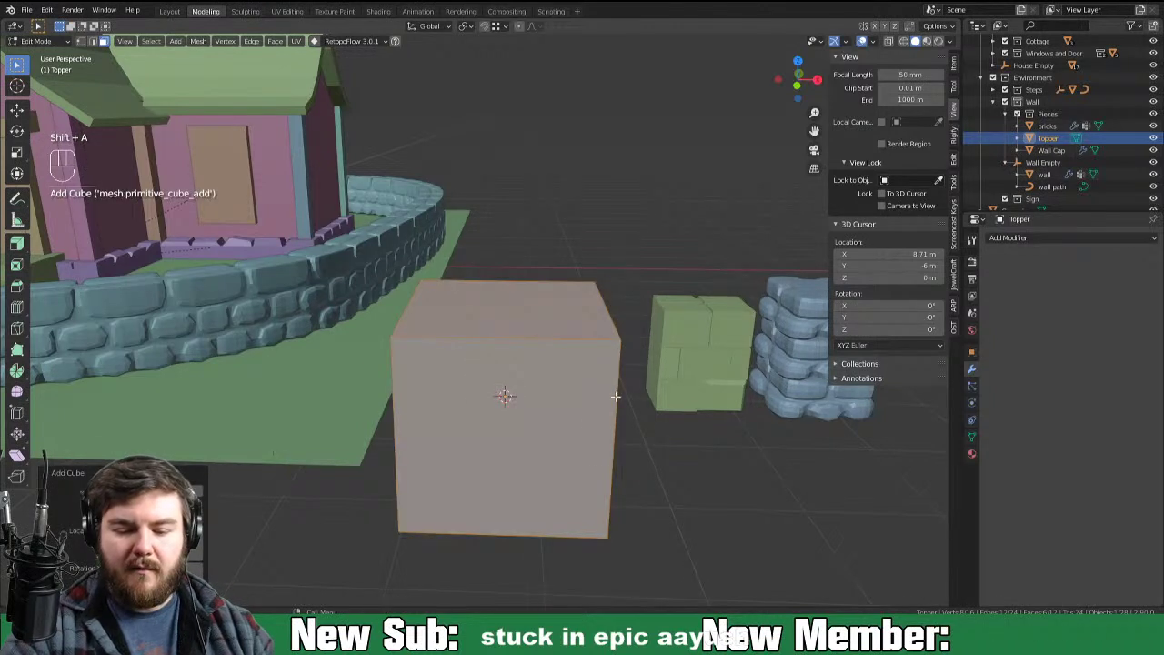
pyautogui.press('s')
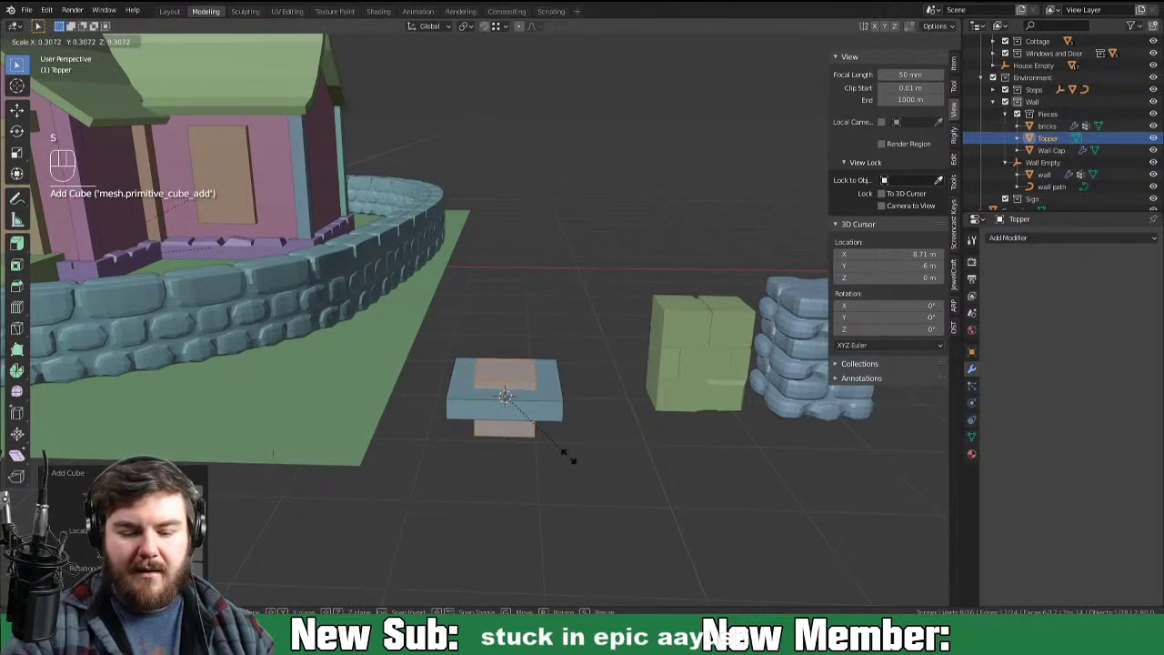
pyautogui.press('g')
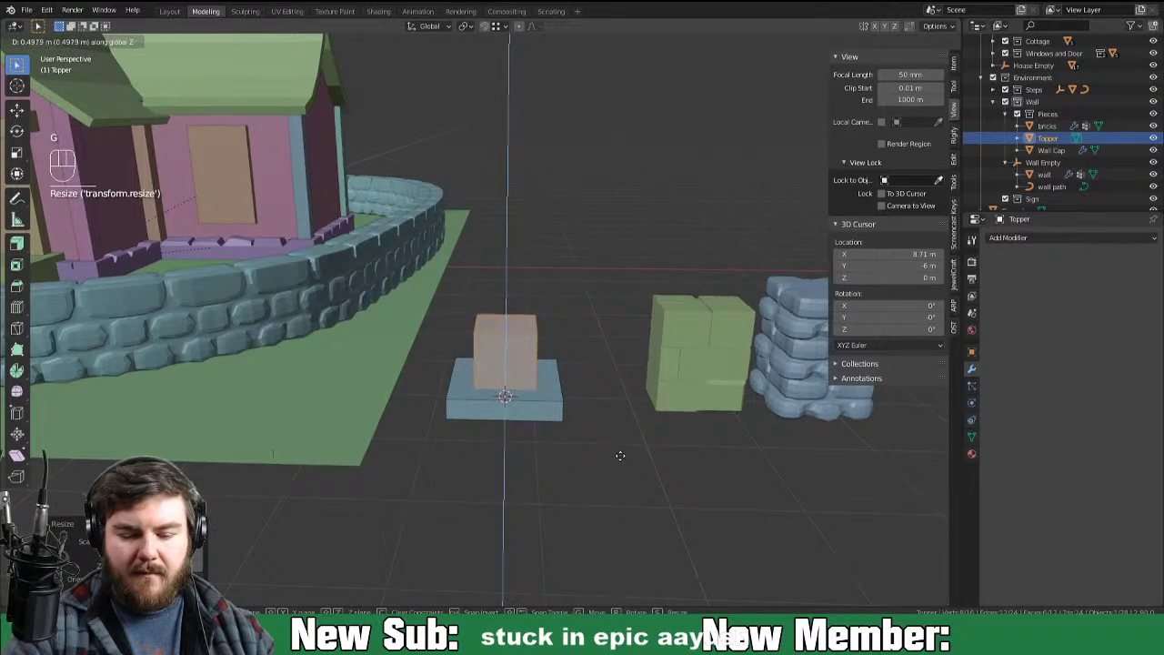
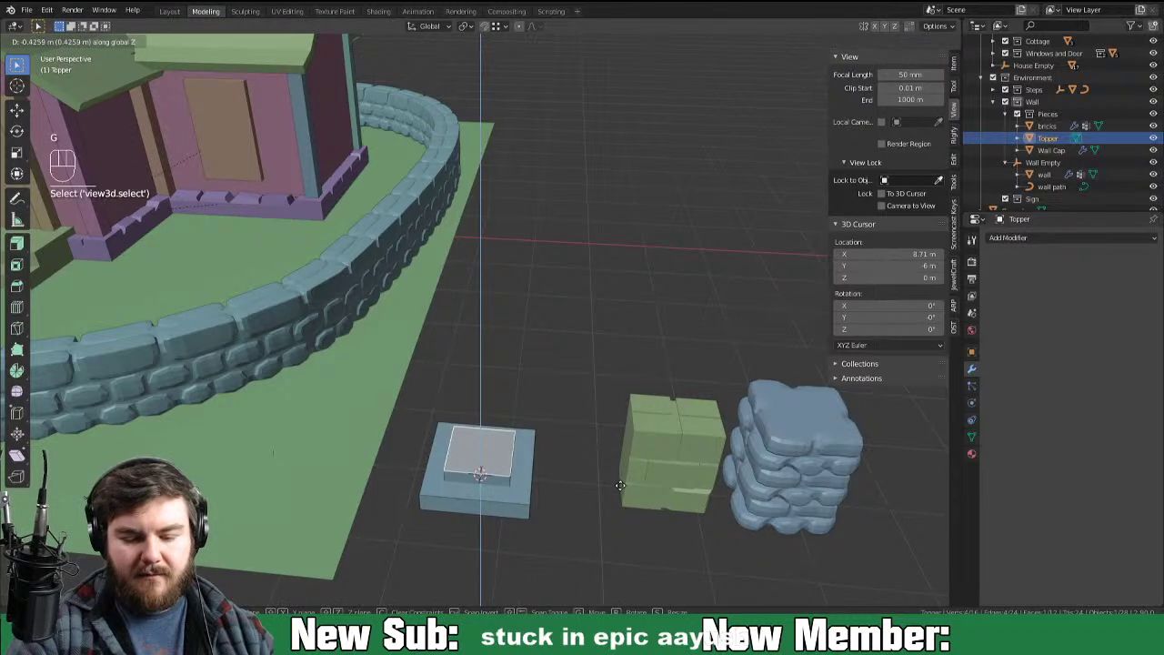
pyautogui.press('s')
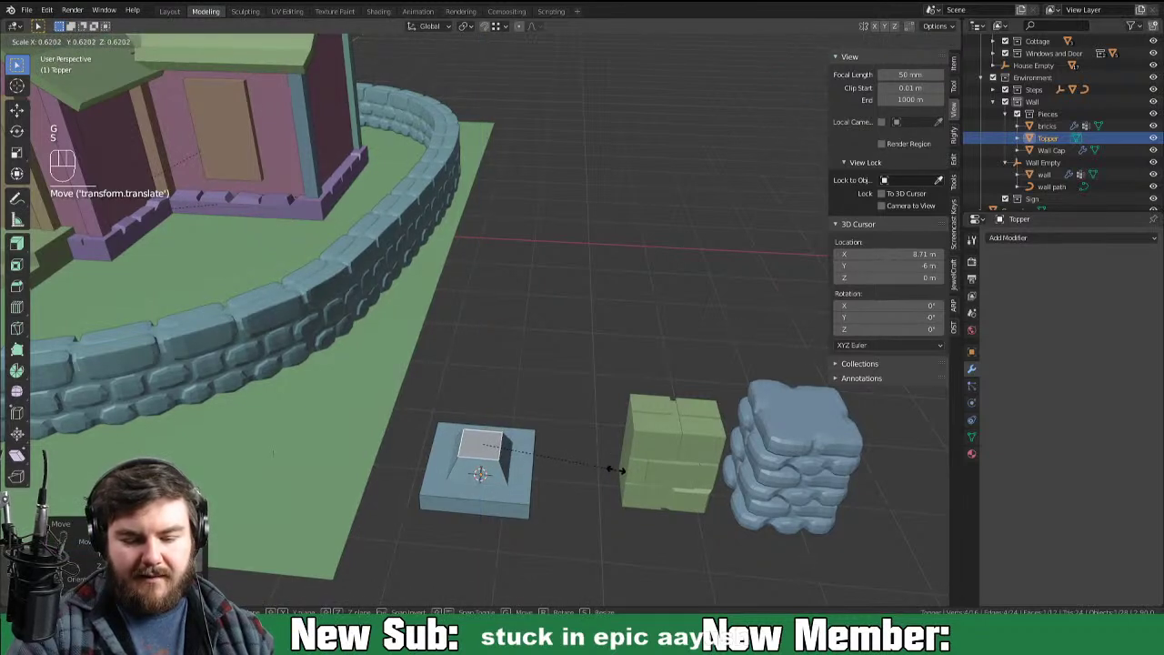
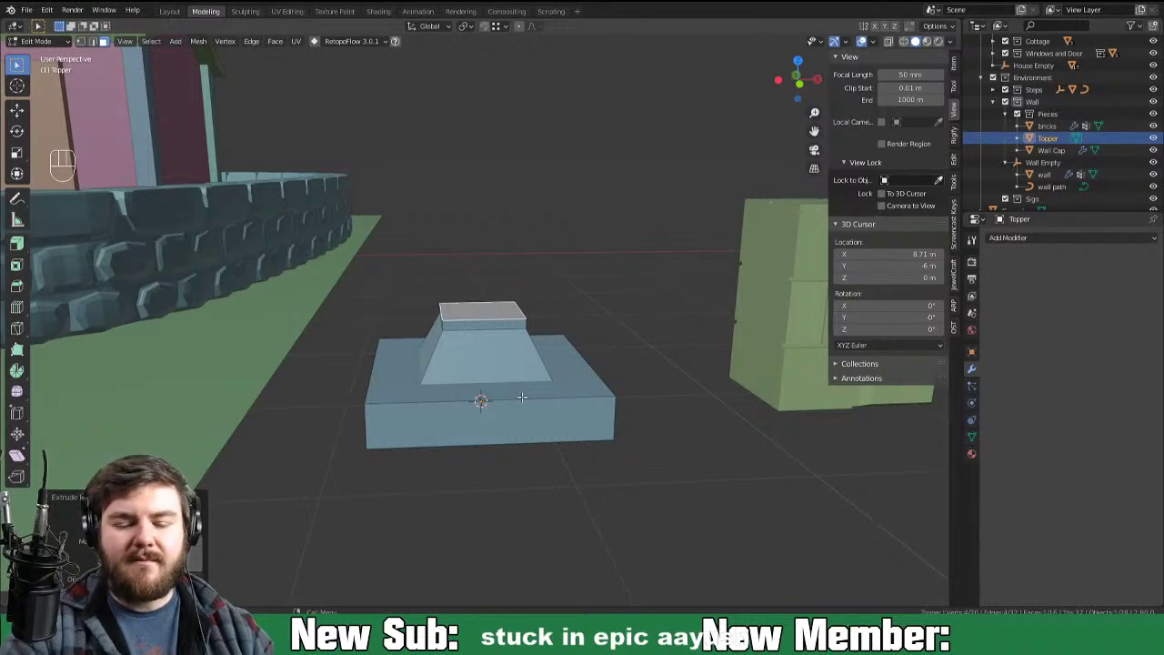
# Step: Extrude a widened lip plate above the tapered block, inset its top and extrude a tall block upward
pyautogui.press('g')
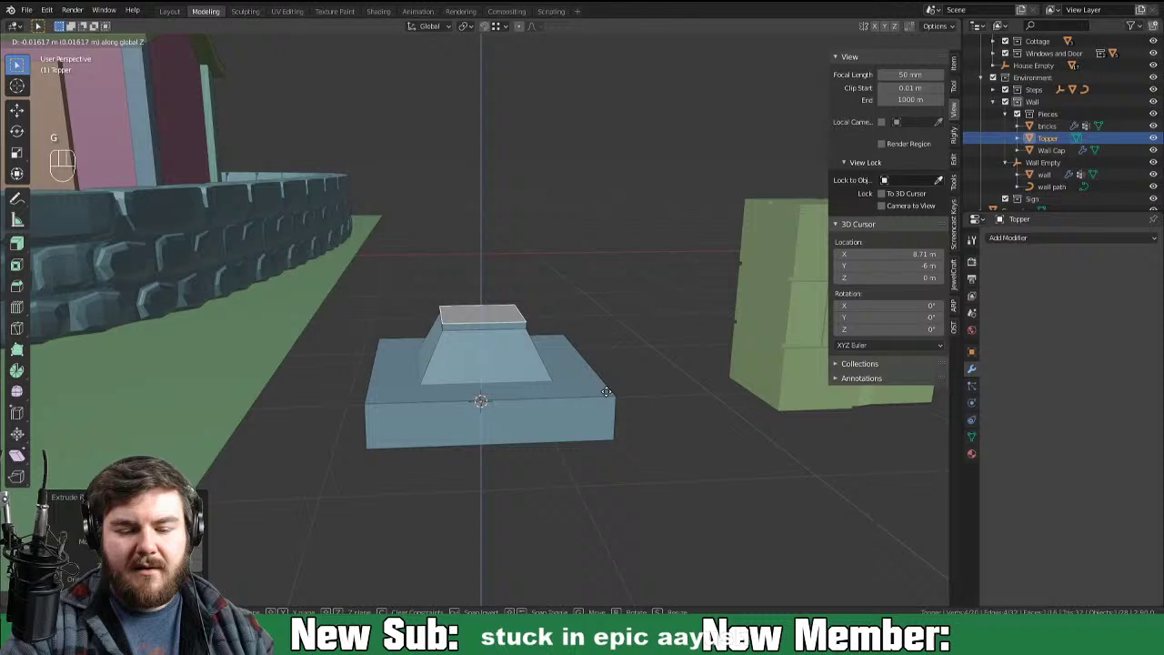
pyautogui.press('e')
pyautogui.press('s')
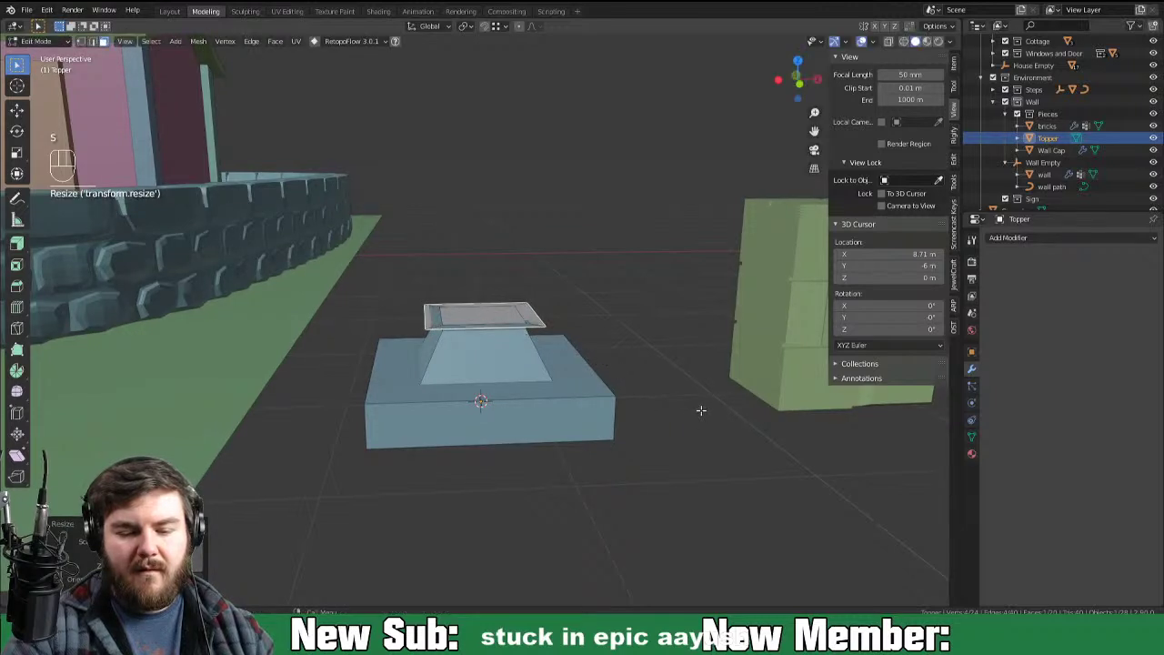
pyautogui.press('g')
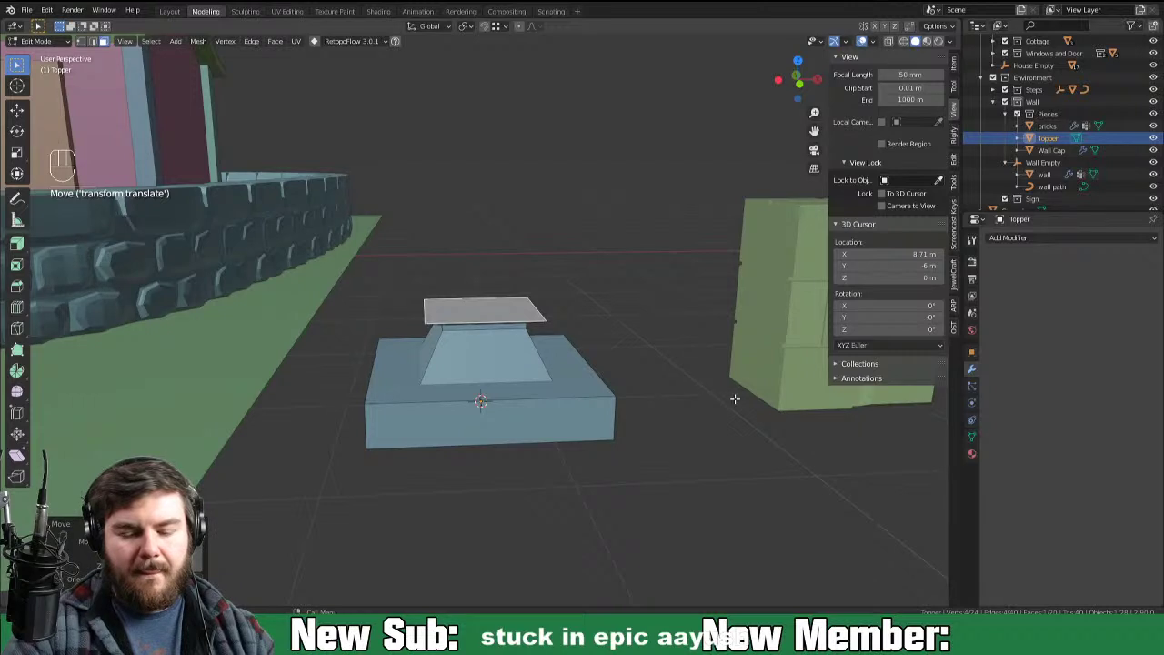
pyautogui.press('i')
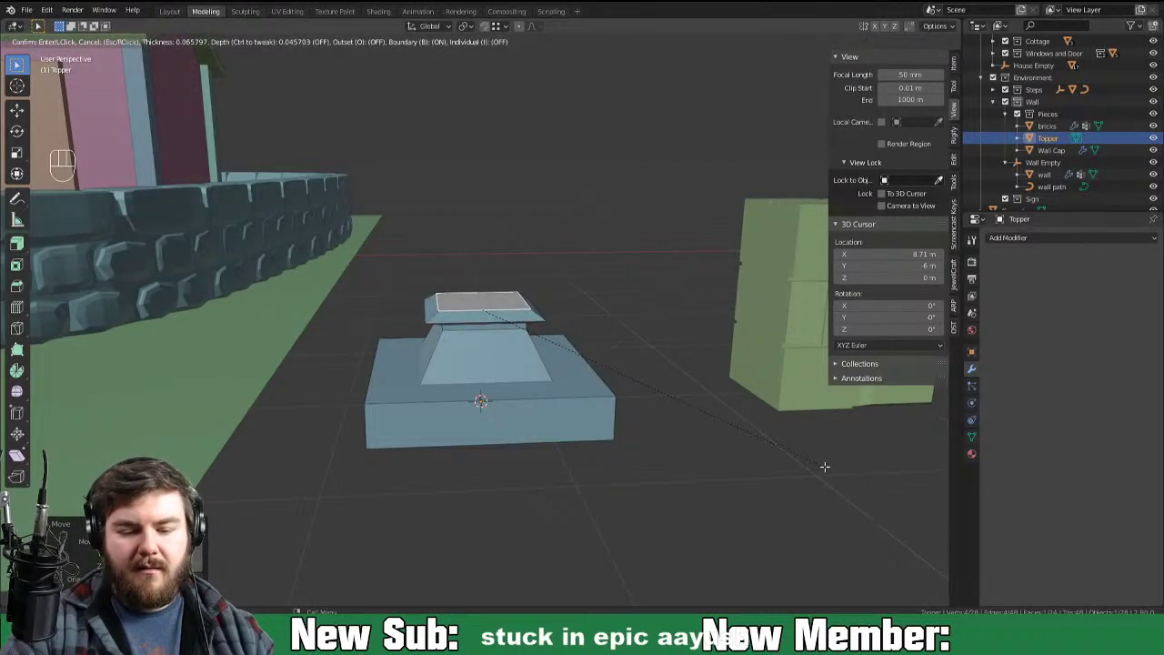
pyautogui.press('e')
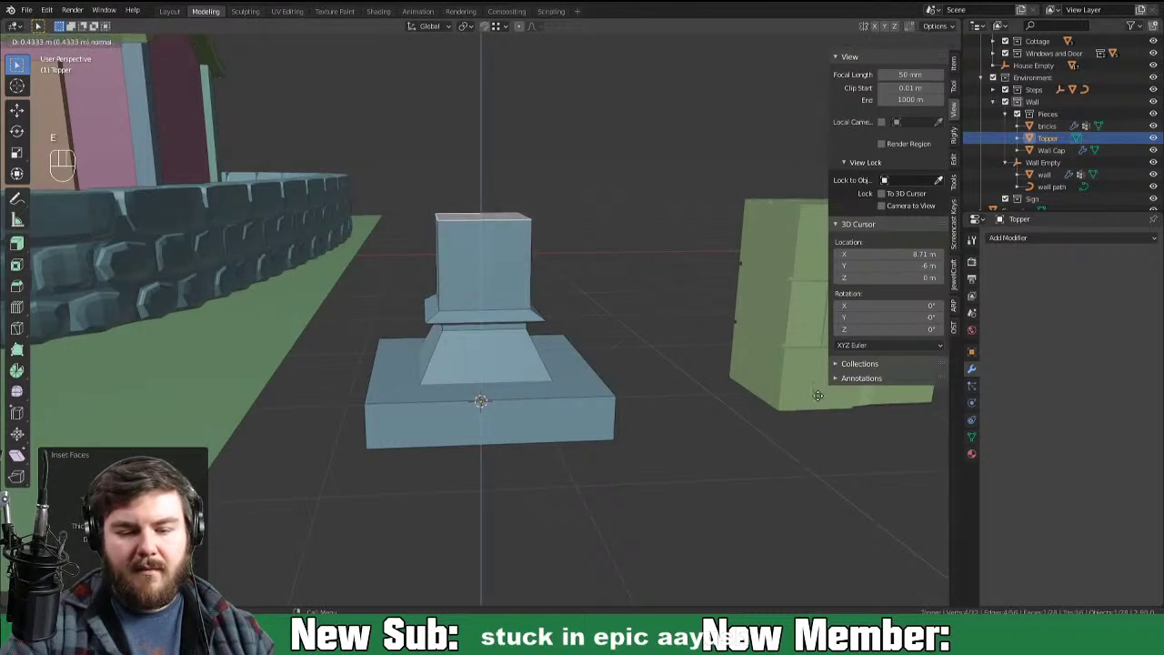
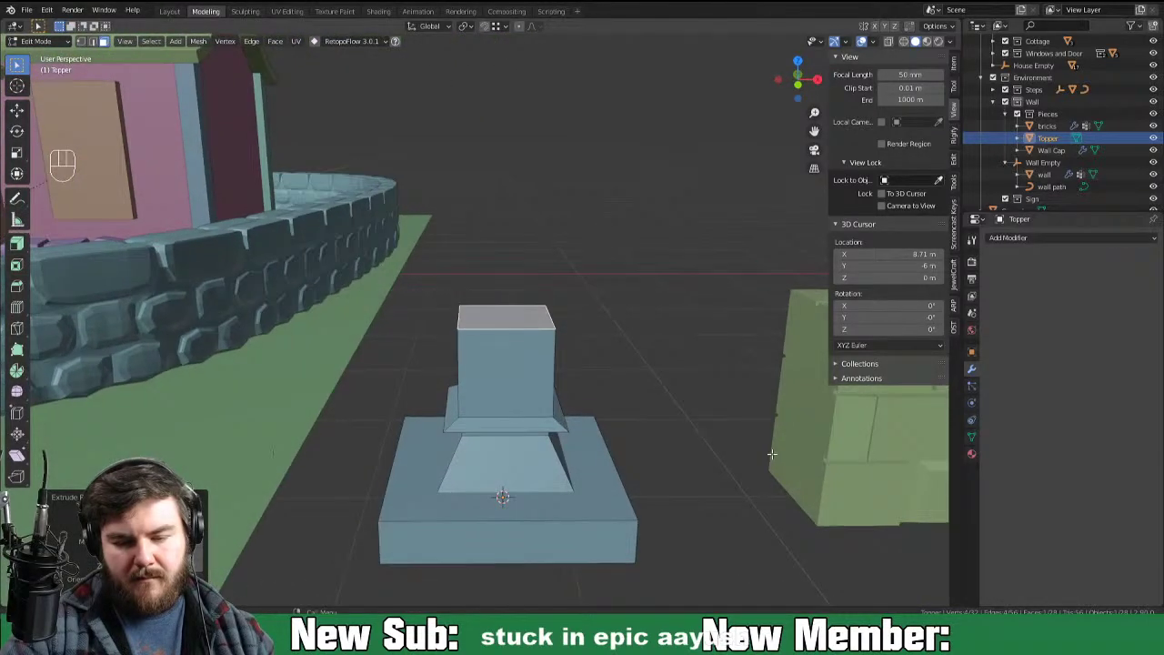
# Step: Widen and raise the block's top into an overhang, then inset and taper it into a tiered pyramid roof
pyautogui.press('e')
pyautogui.press('s')
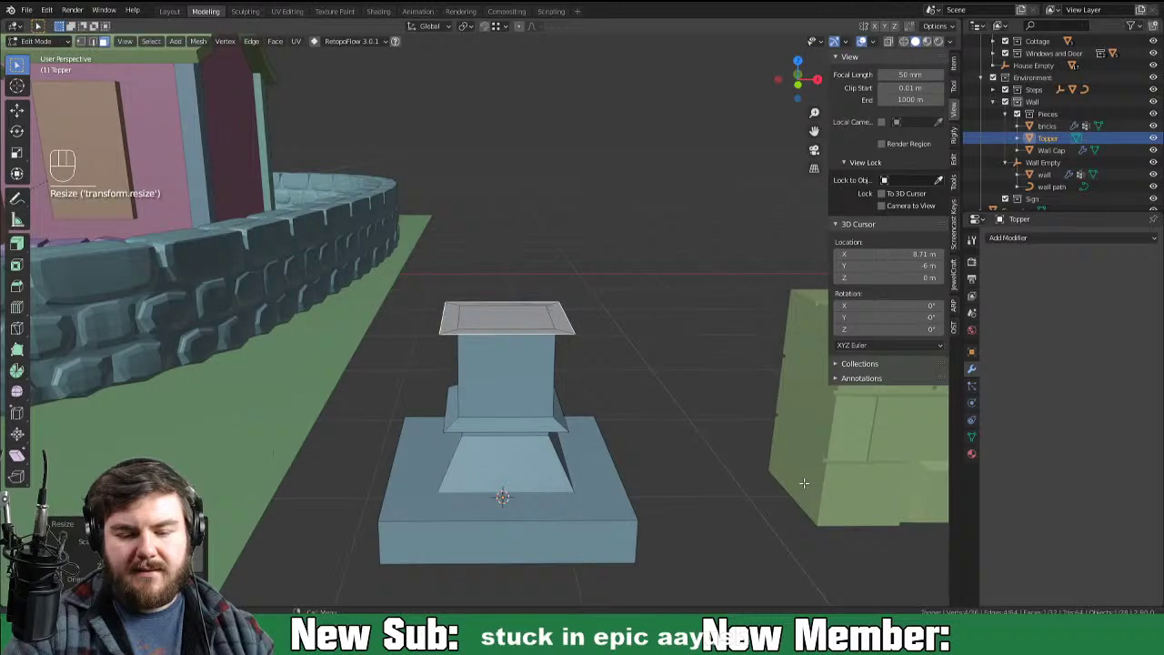
pyautogui.press('g')
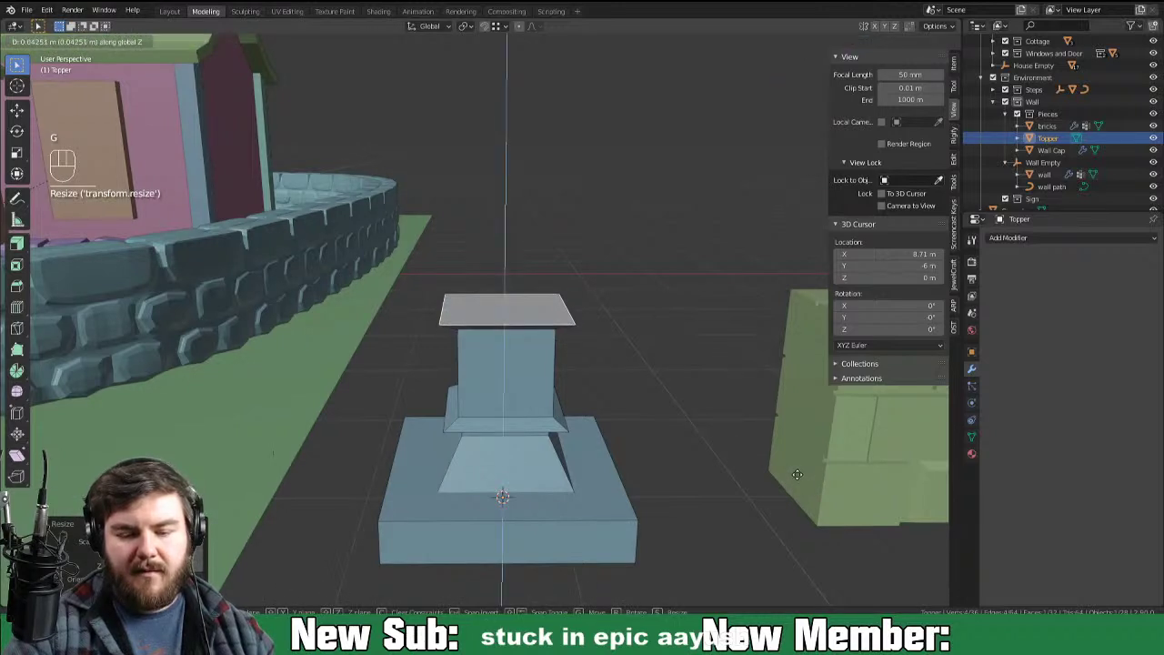
pyautogui.press('i')
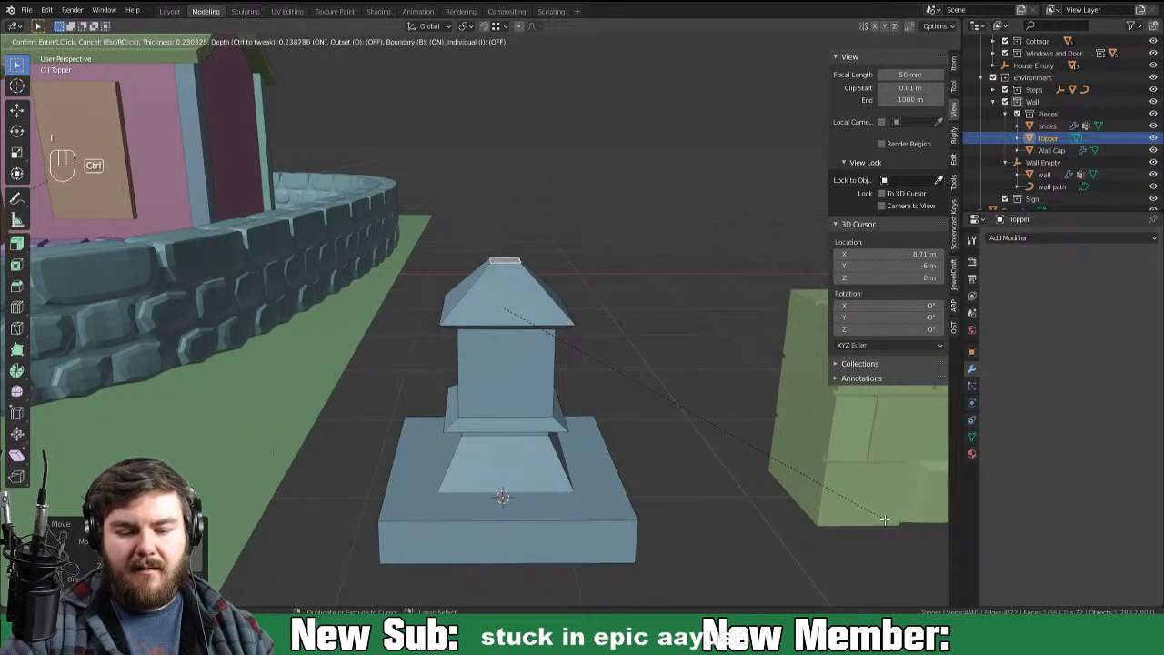
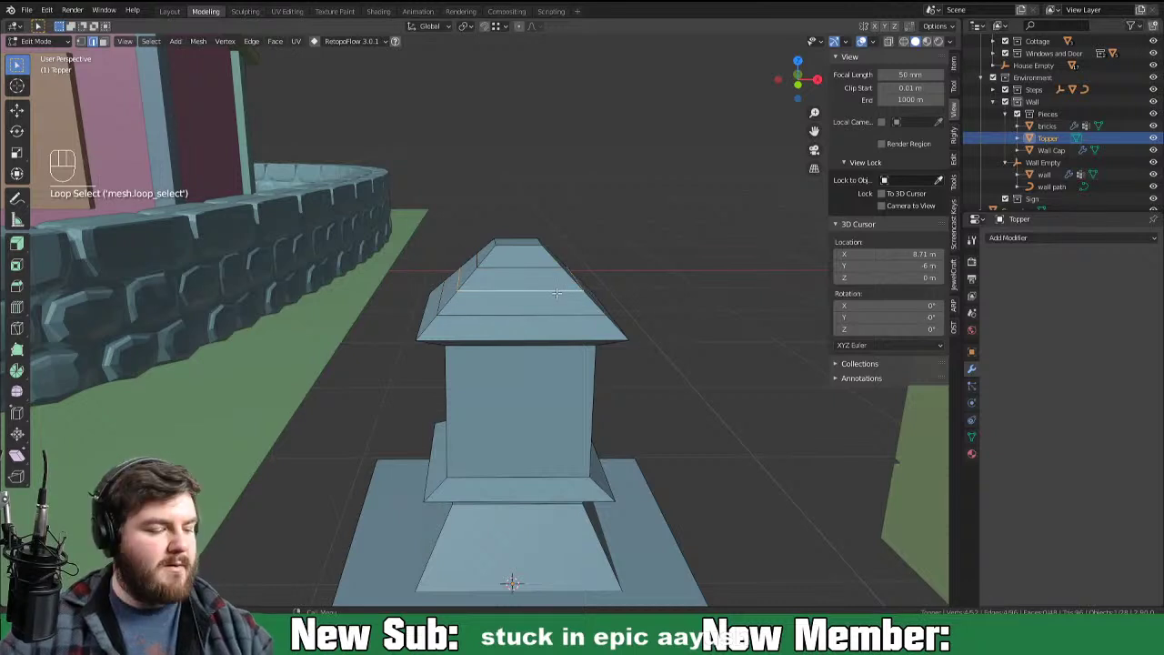
pyautogui.press('o')
pyautogui.press('s')
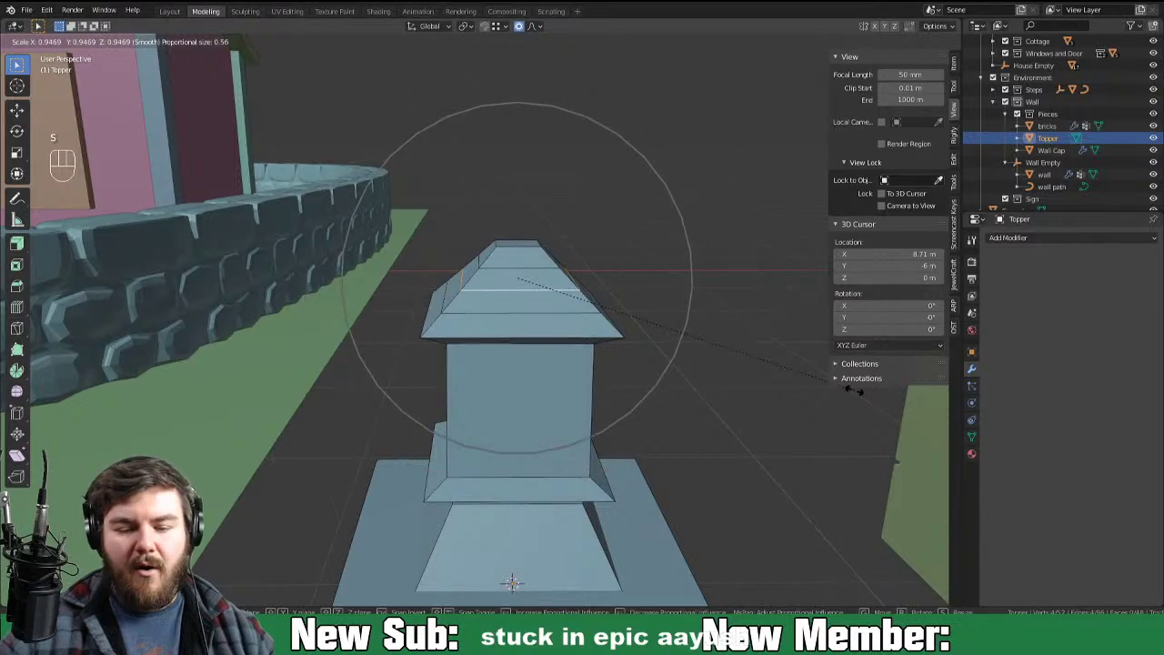
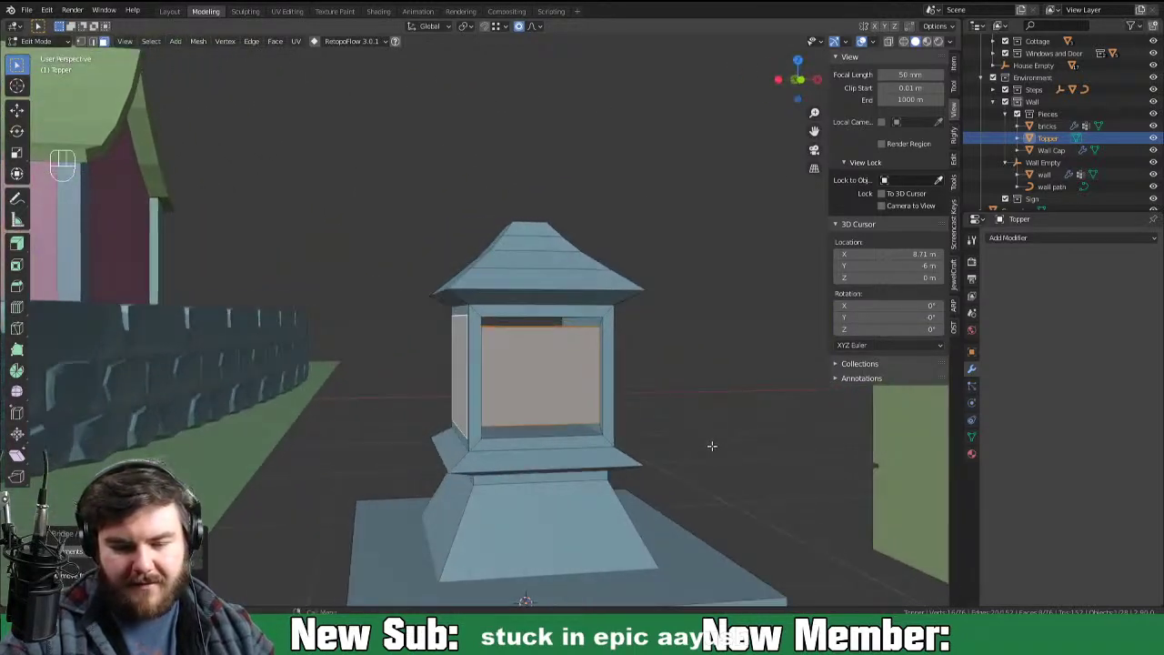
# Step: Delete the window pane faces to leave open framed openings around the chamber
pyautogui.press('ctrl+z')
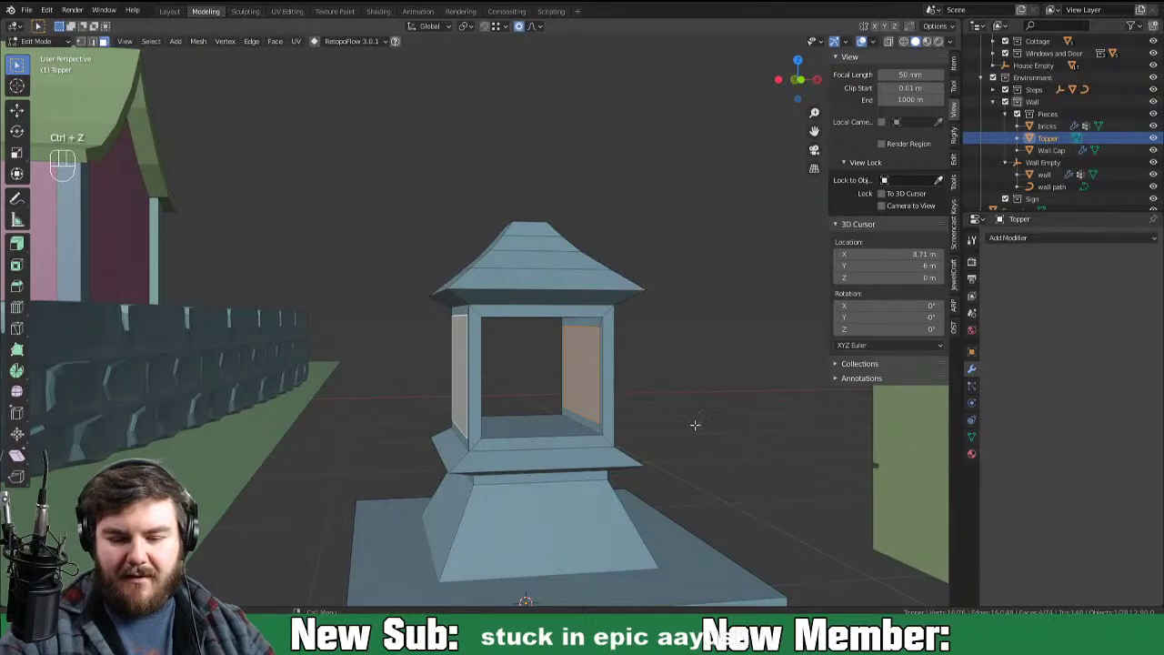
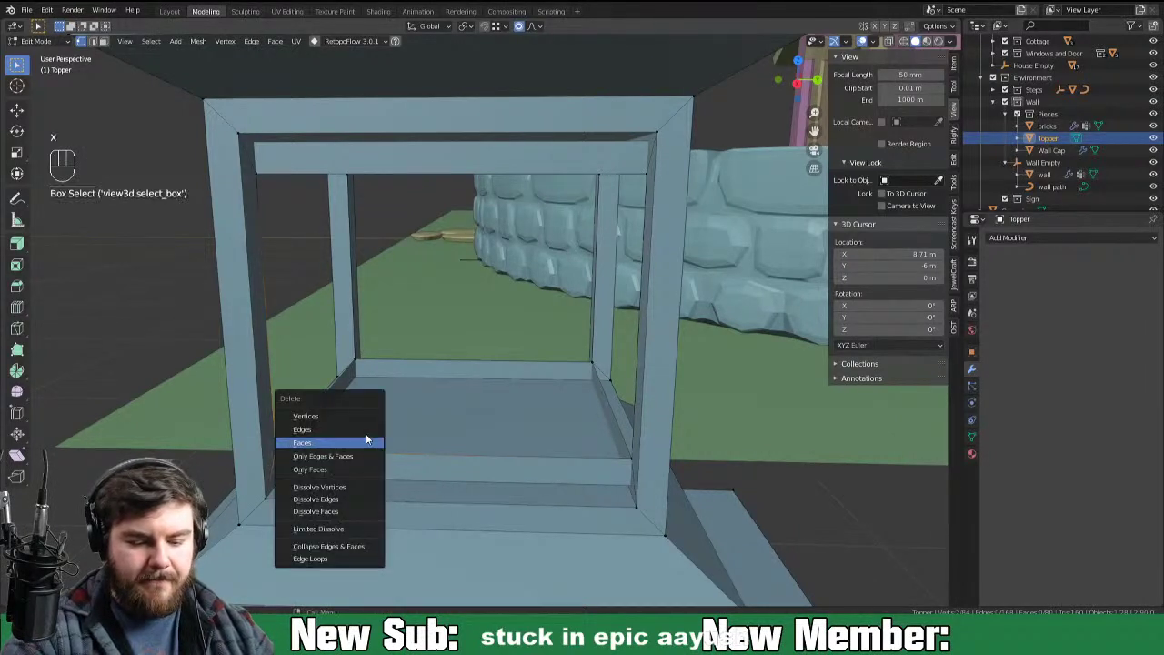
# Step: Merge stray corner vertices, delete the chamber floor faces and lower a corner vertex onto the floor
pyautogui.press('m')
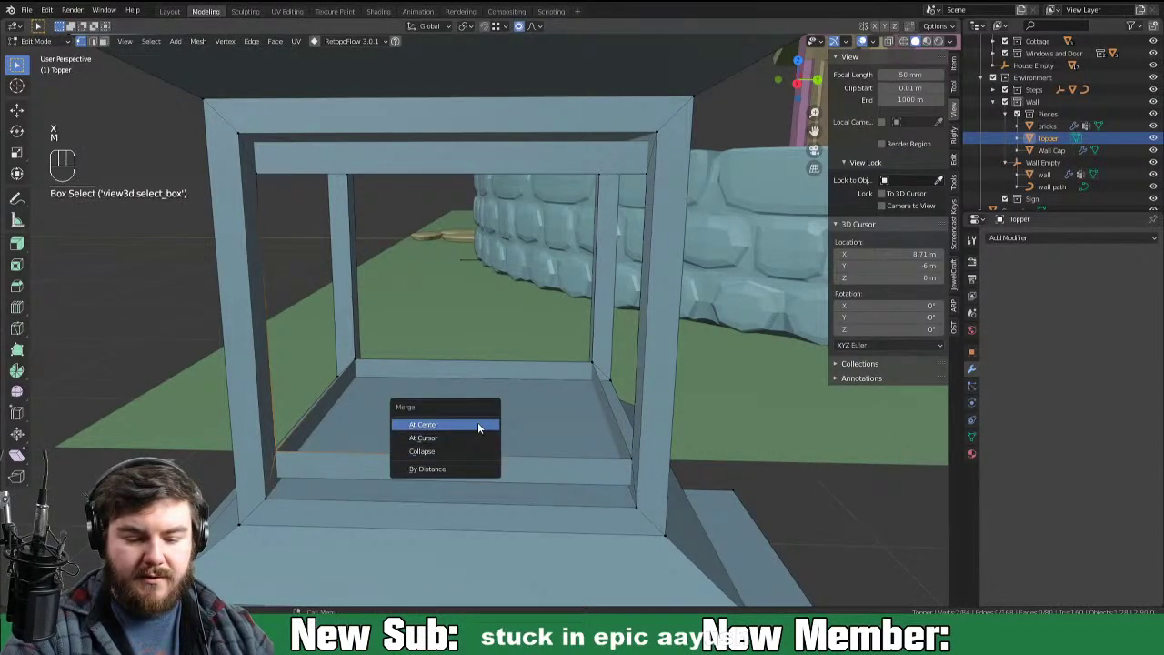
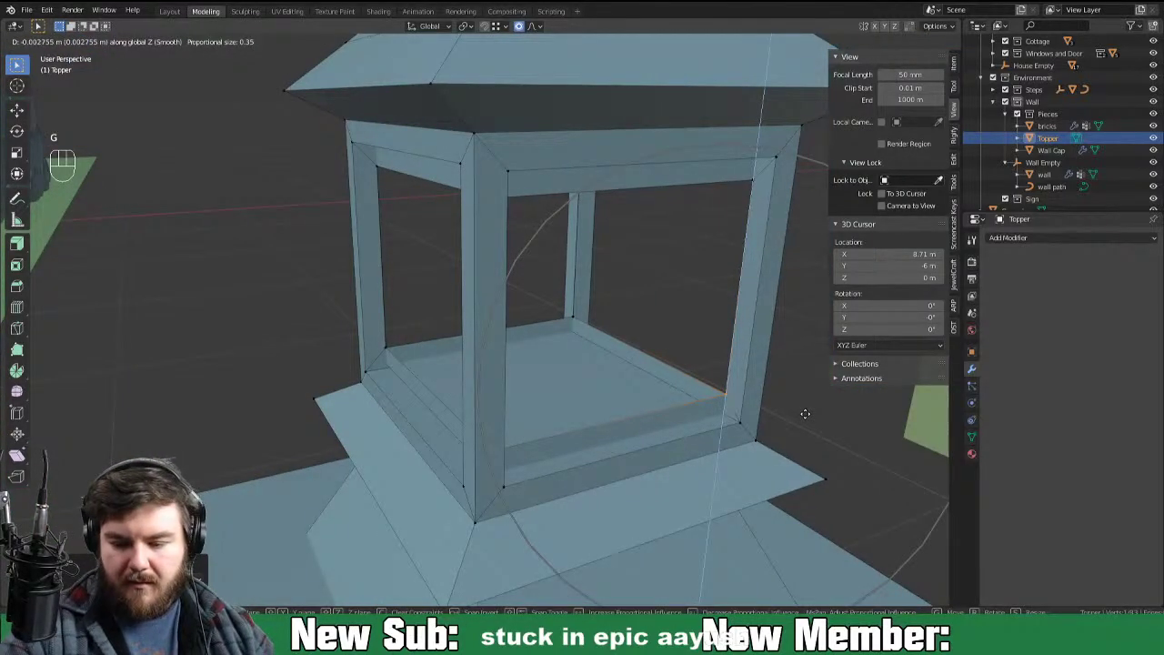
pyautogui.press('o')
pyautogui.press('g')
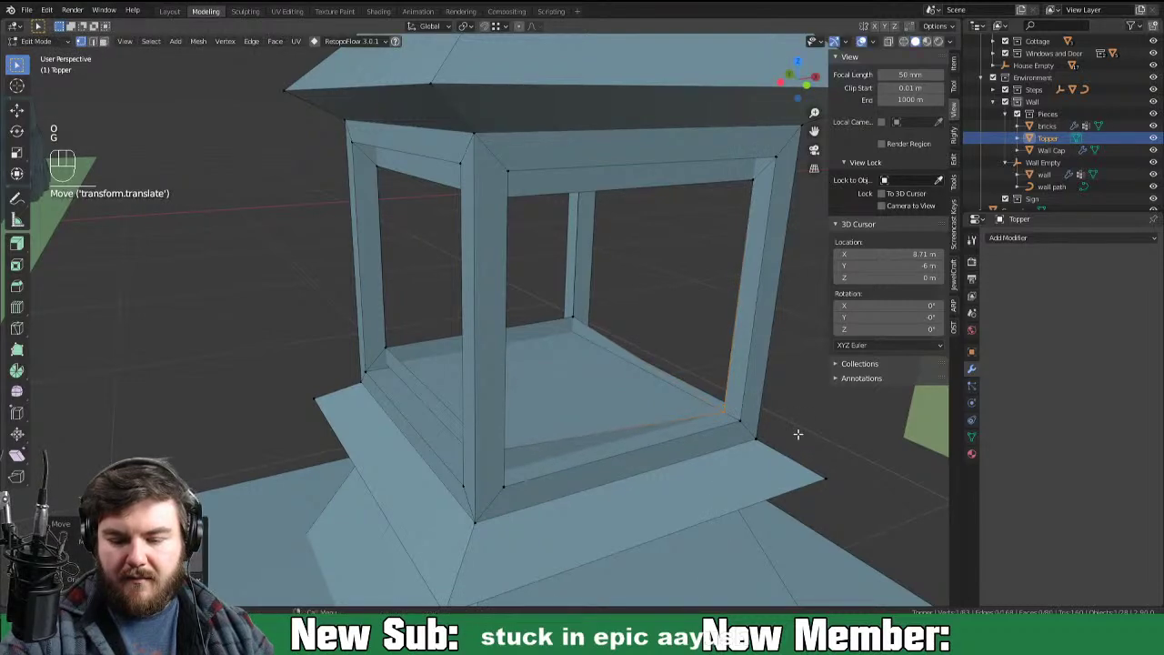
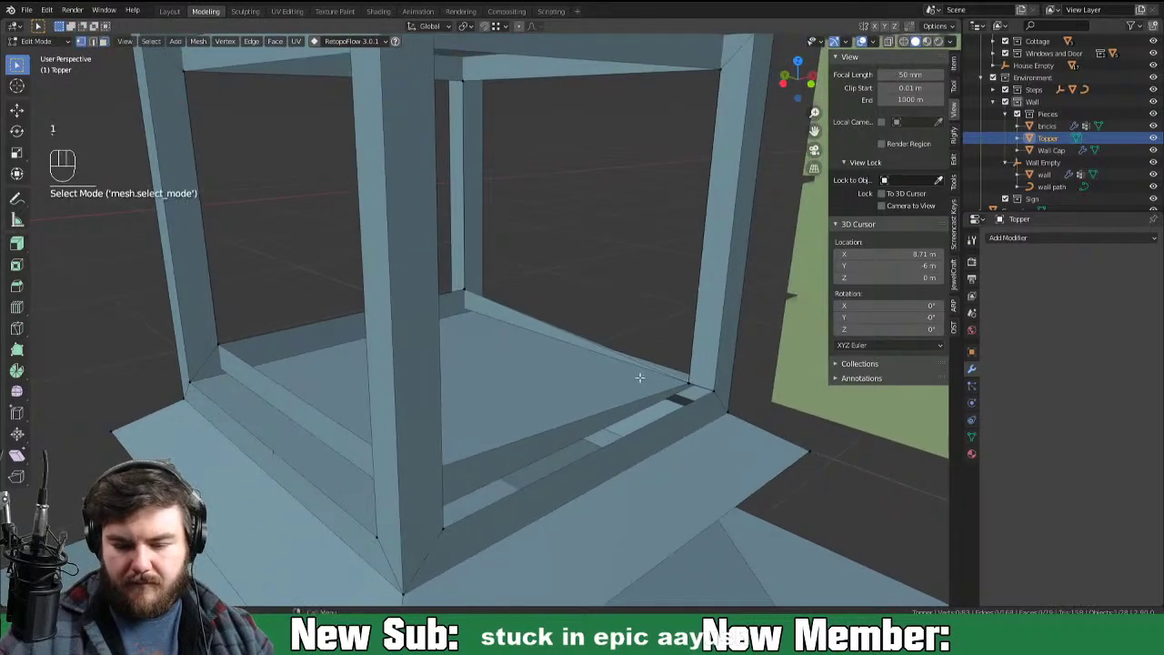
pyautogui.press('g')
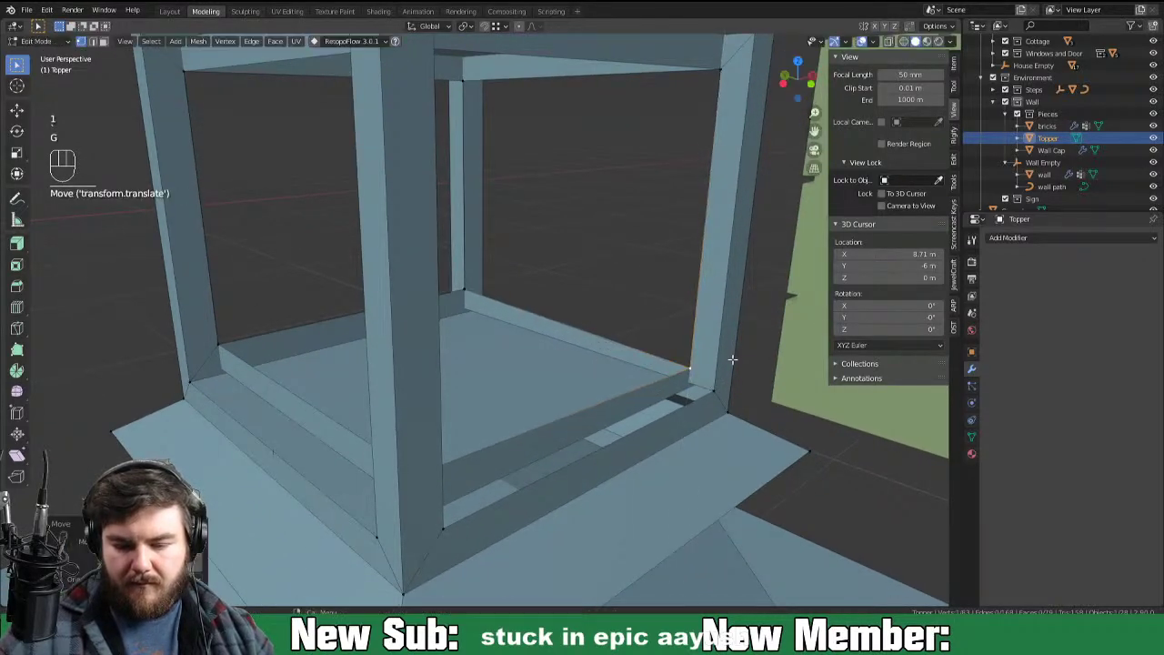
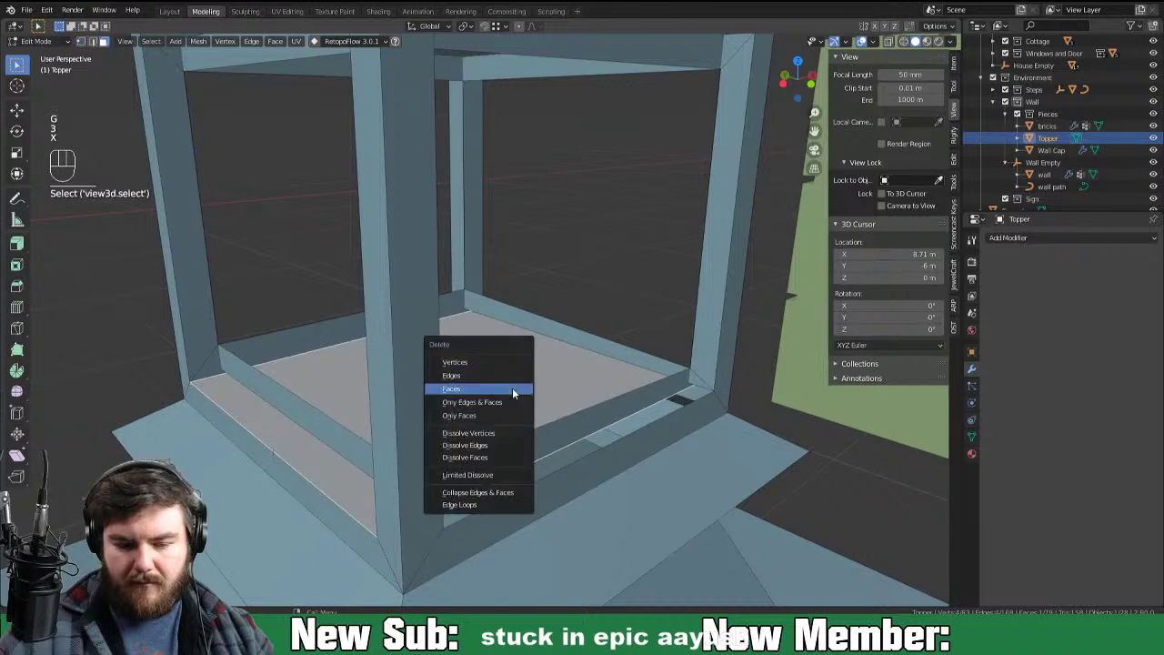
pyautogui.press('1')
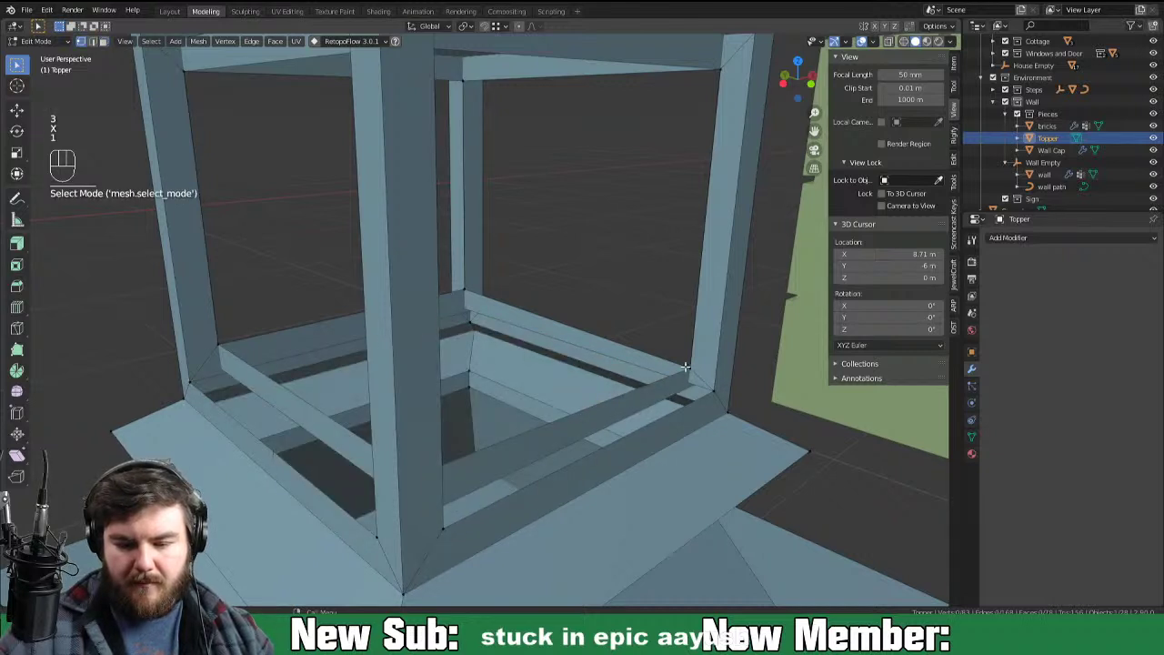
pyautogui.press('g')
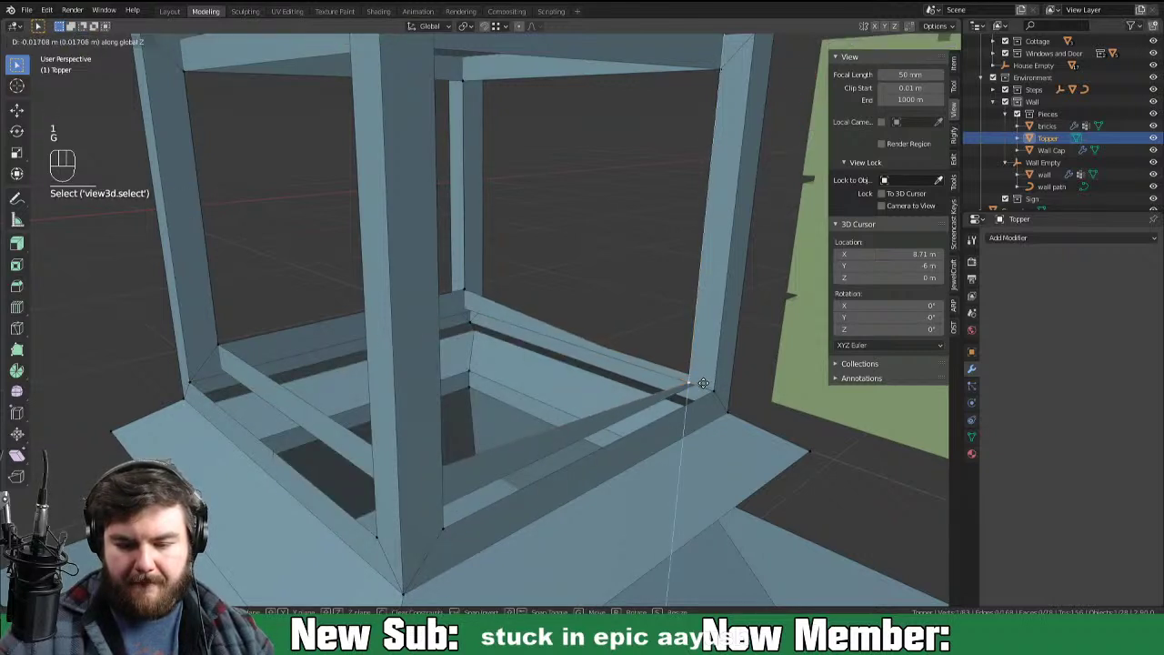
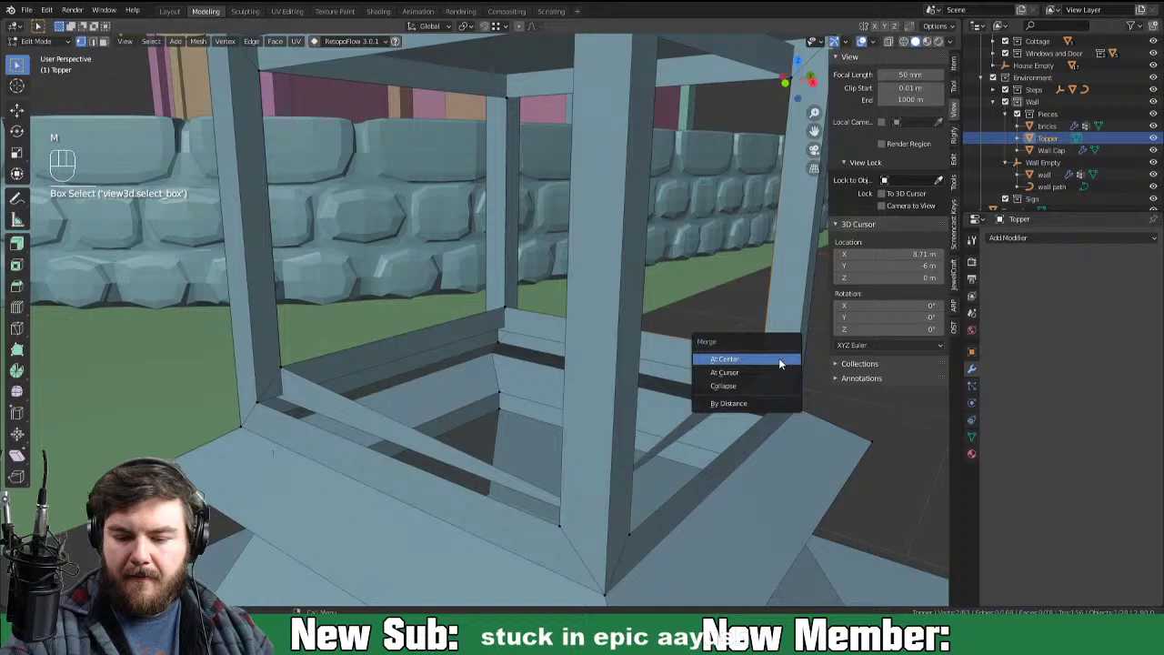
# Step: Merge and lower the remaining corner vertices and edges so the floor sits recessed inside the frame
pyautogui.press('g')
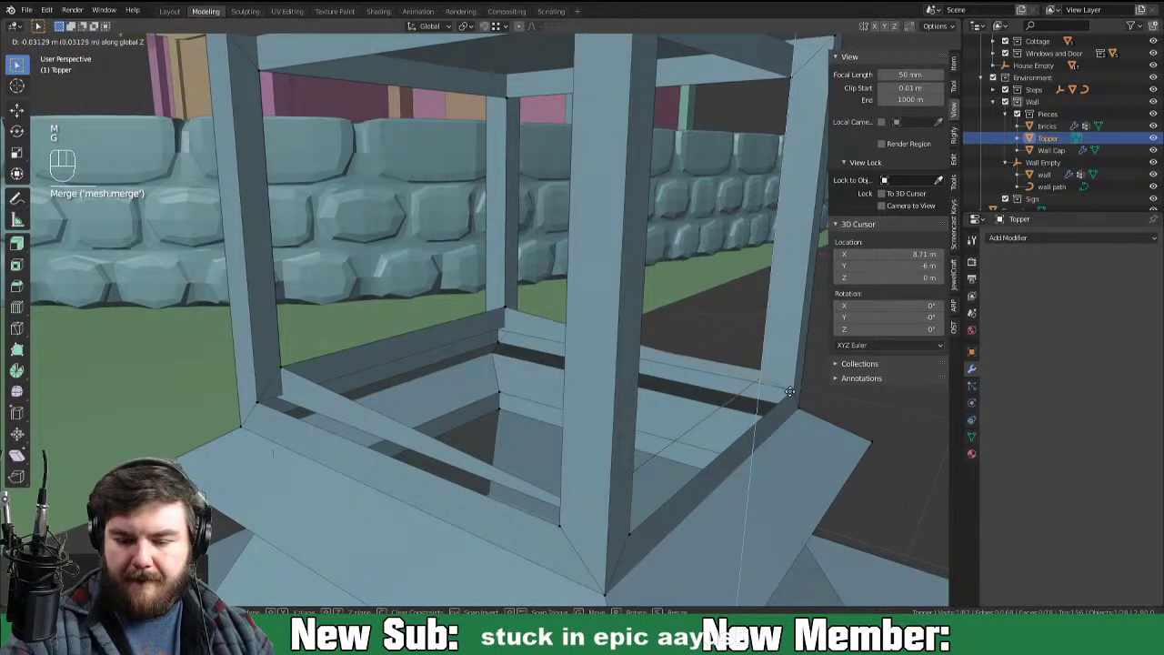
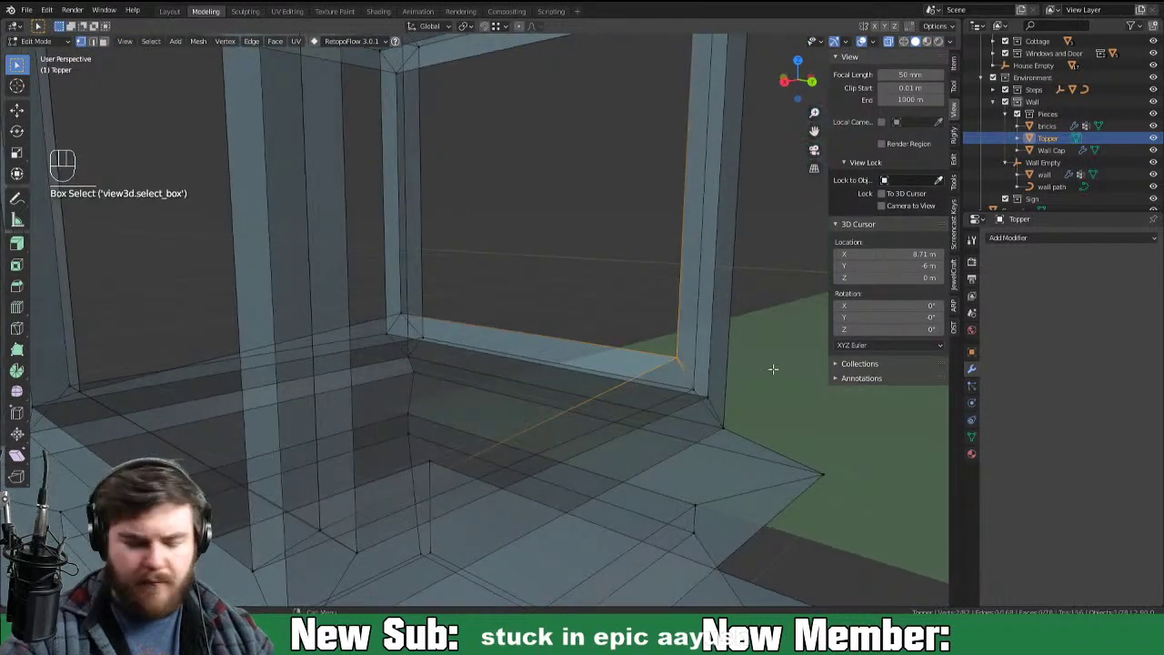
pyautogui.press('m')
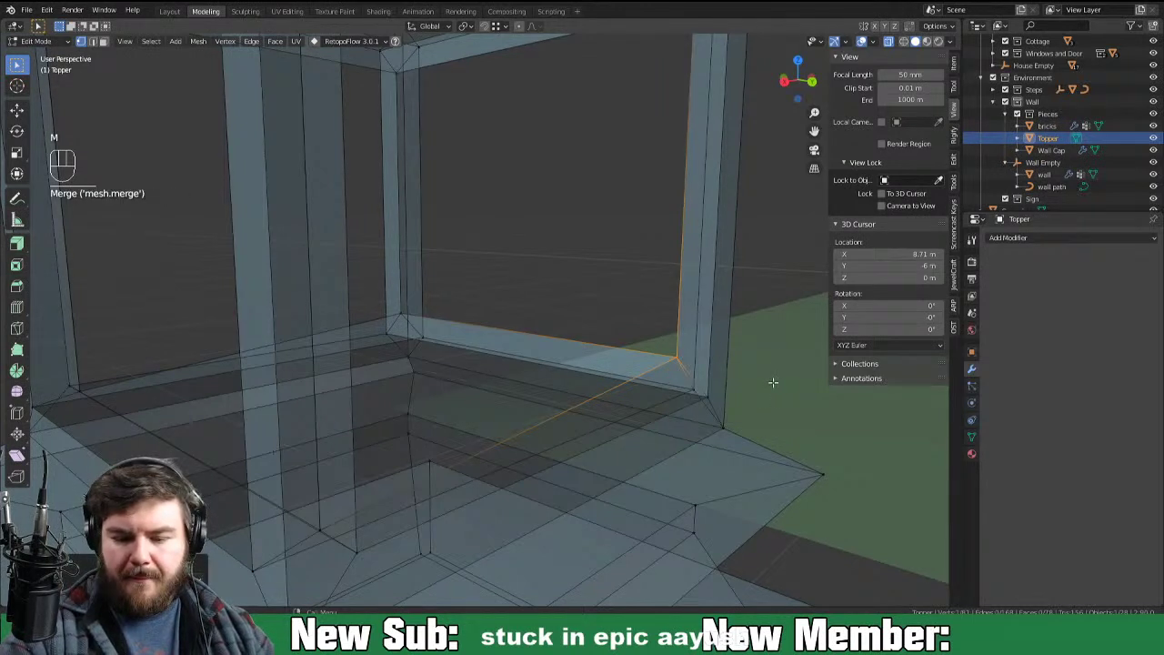
pyautogui.press('g')
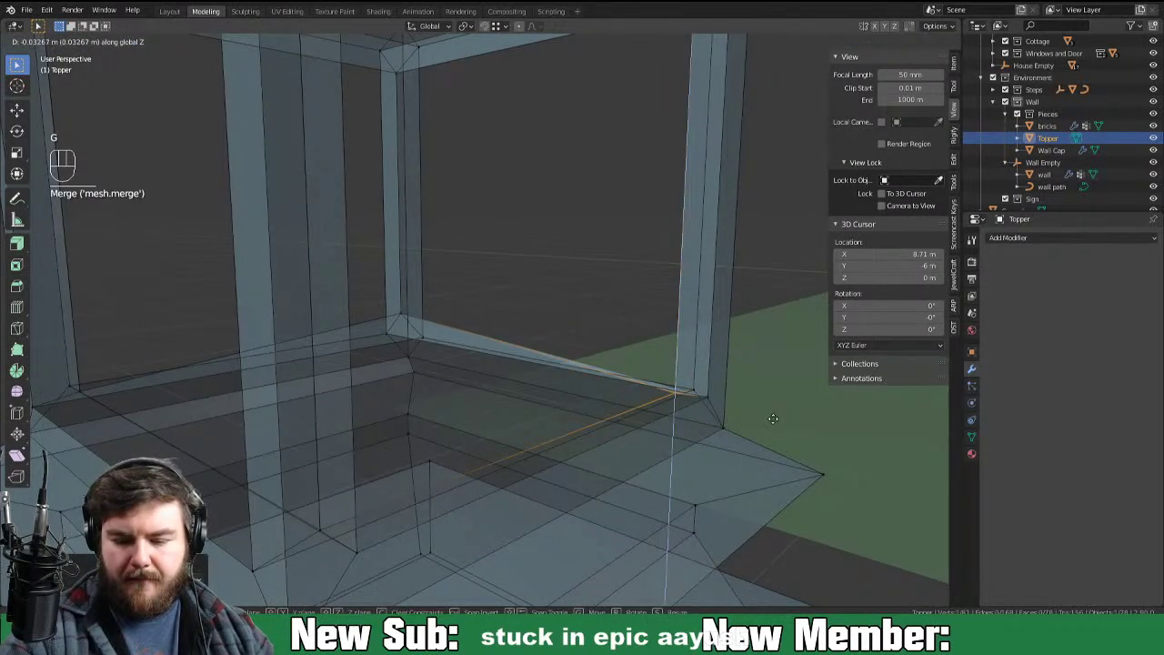
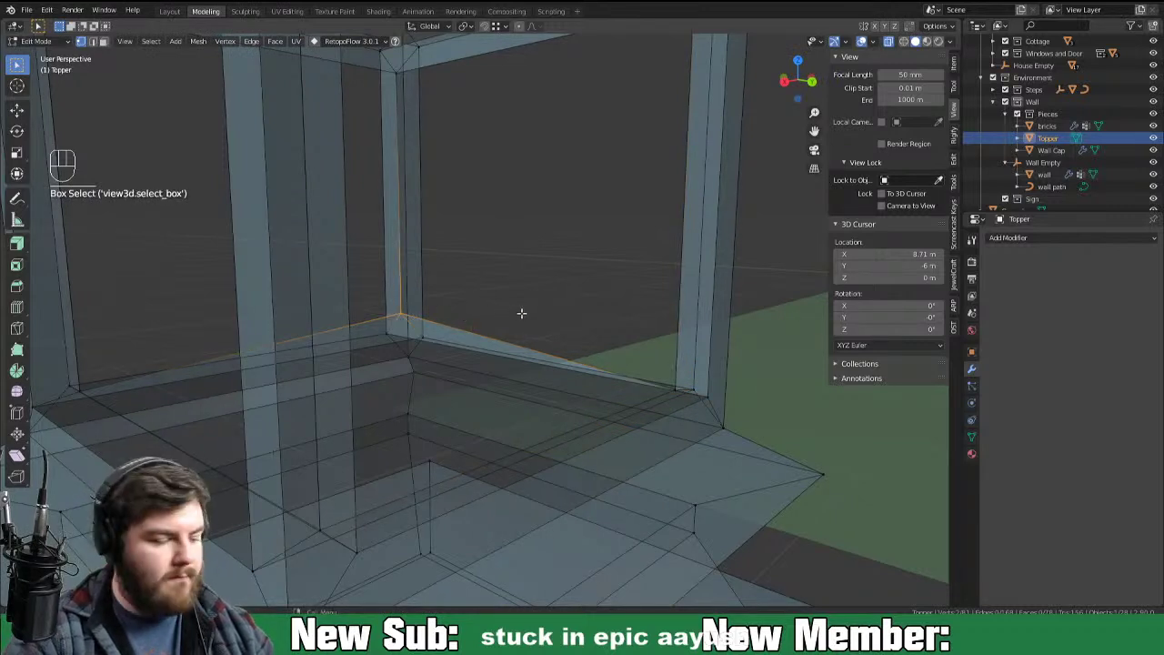
pyautogui.press('m')
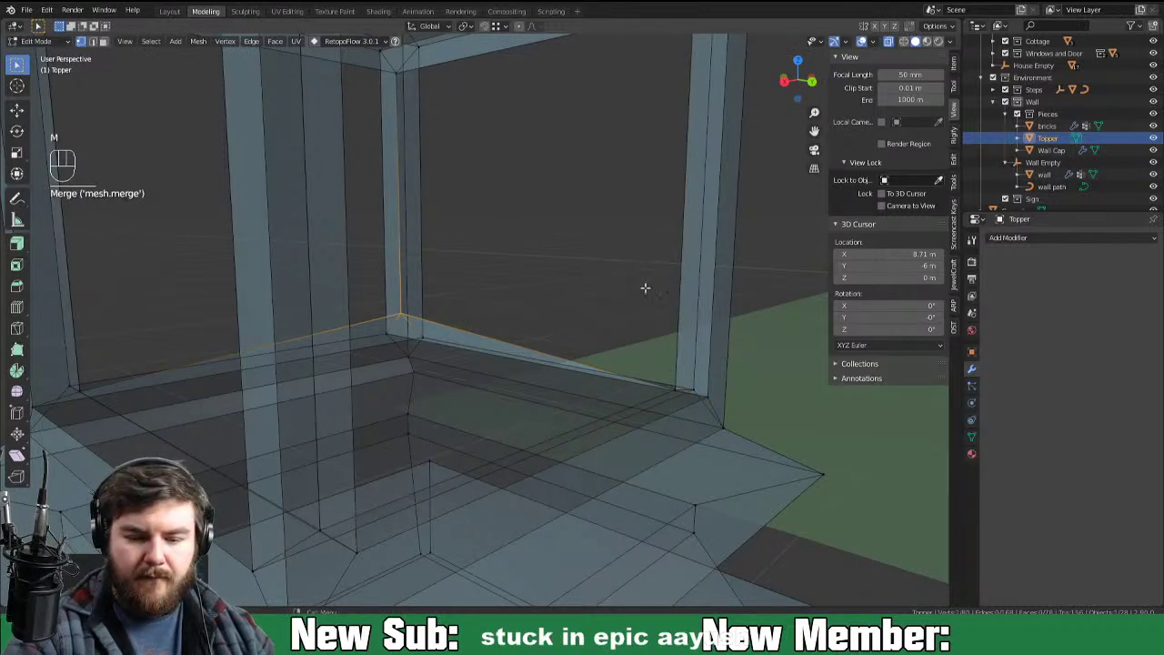
pyautogui.press('g')
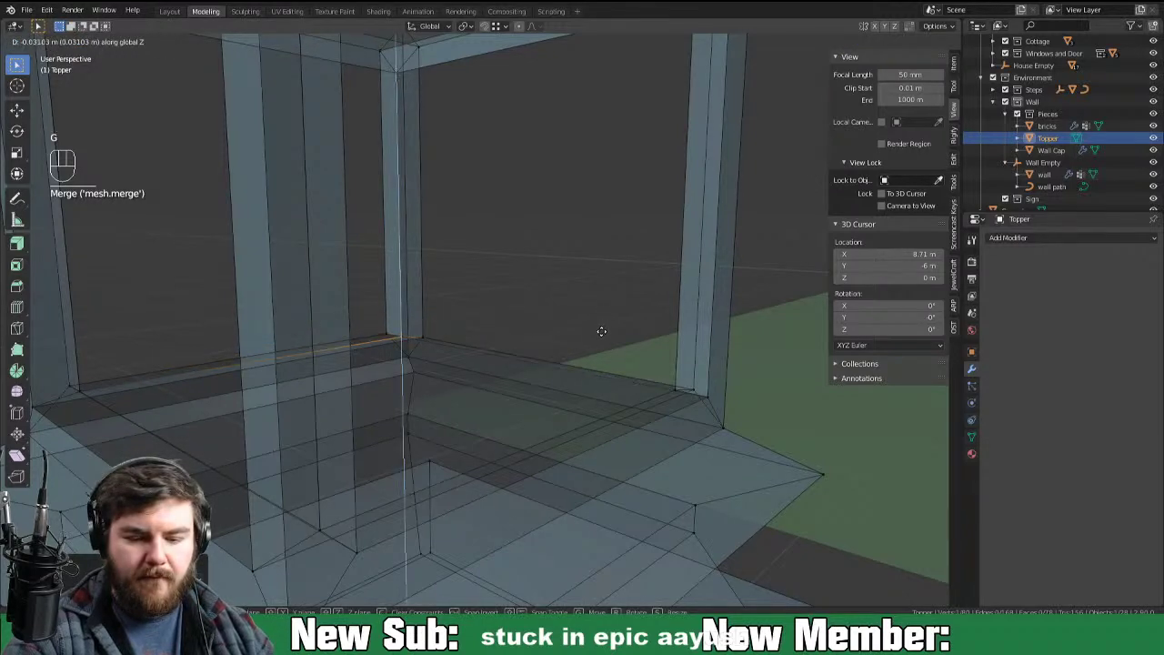
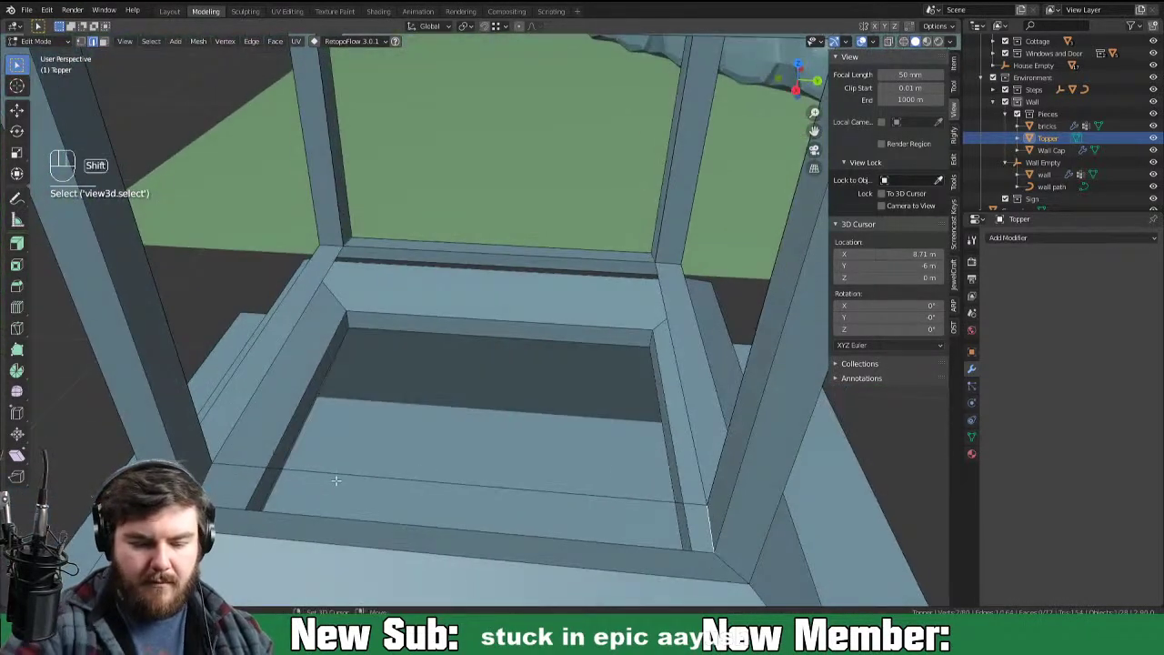
# Step: Tidy the chamber floor strip and corner edges to finish the Topper pavilion mesh
pyautogui.press('f')
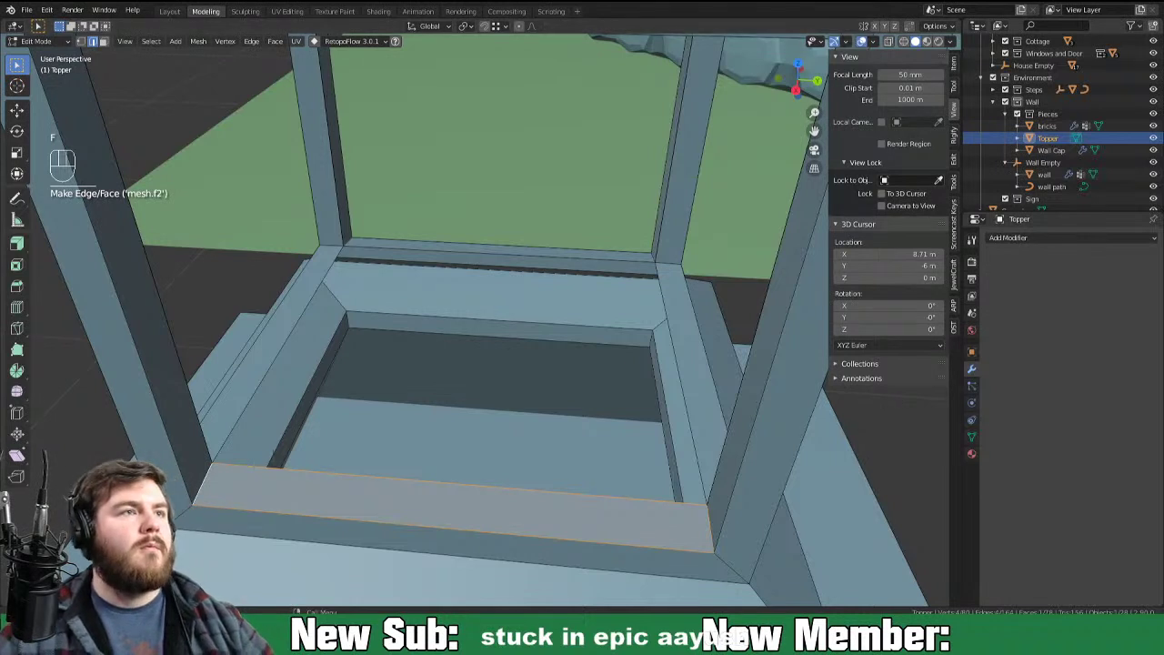
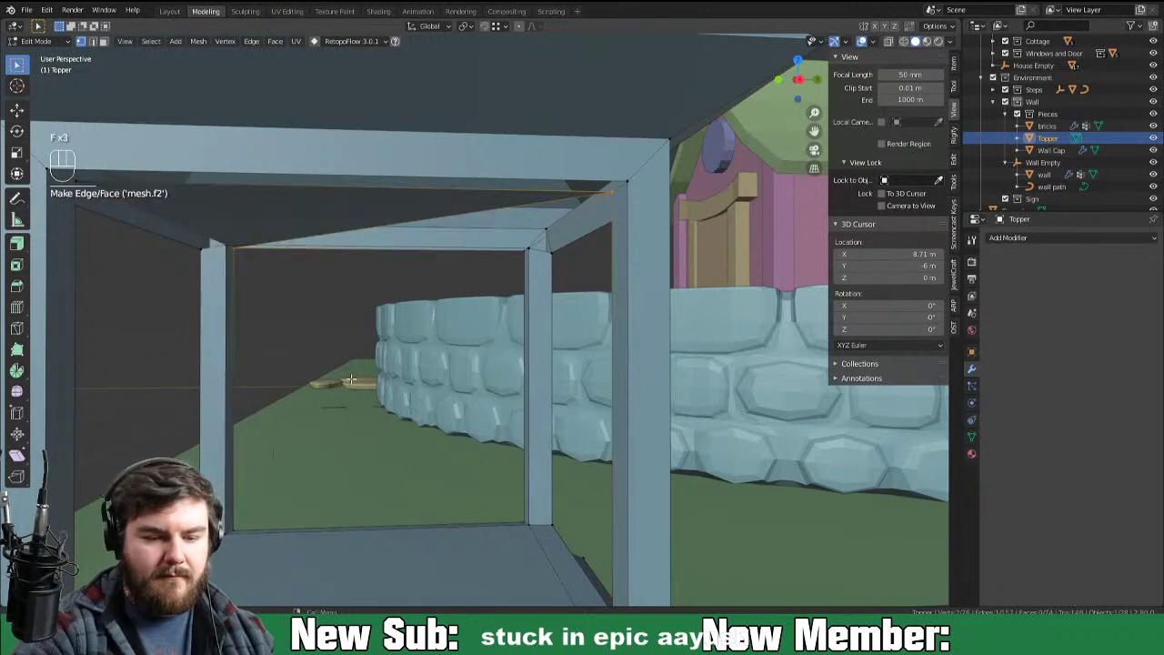
pyautogui.press('ctrl+z')
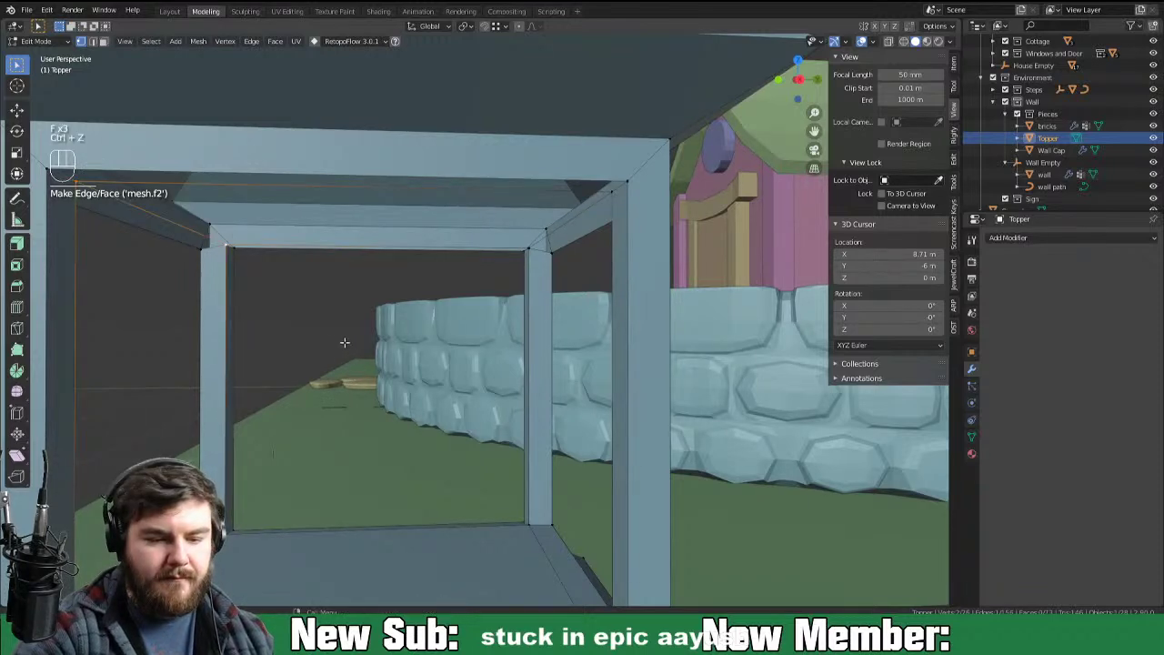
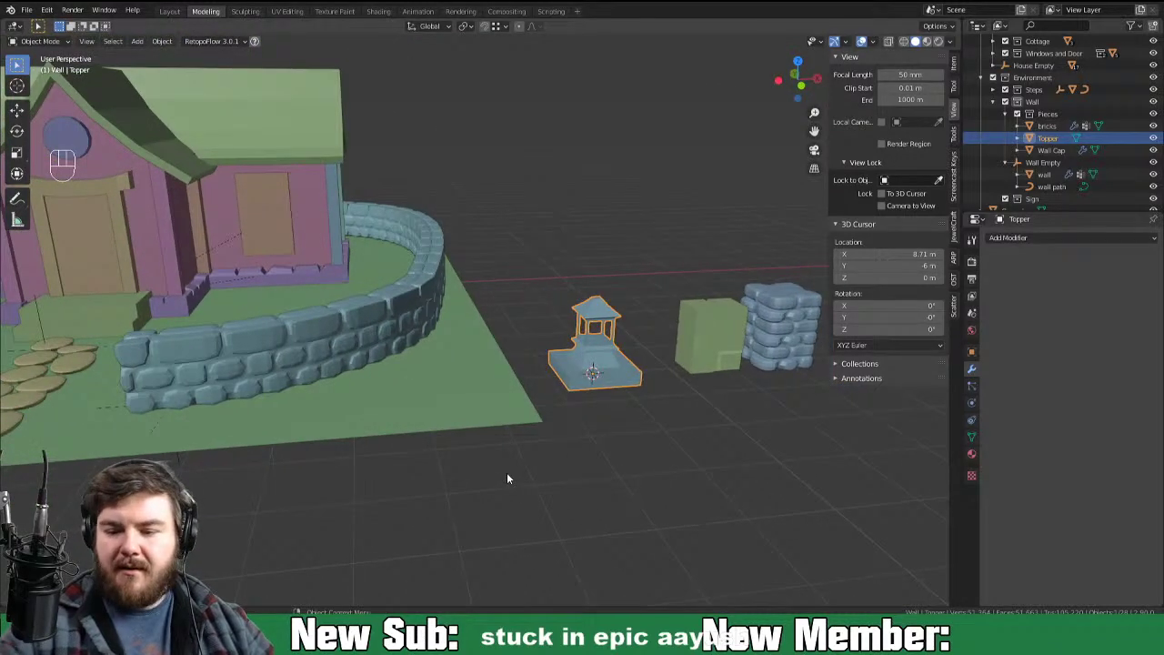
# Step: Select the stacked brick Wall Cap piece beside the Topper pavilion
pyautogui.moveTo(794, 354); pyautogui.dragTo(829, 356)
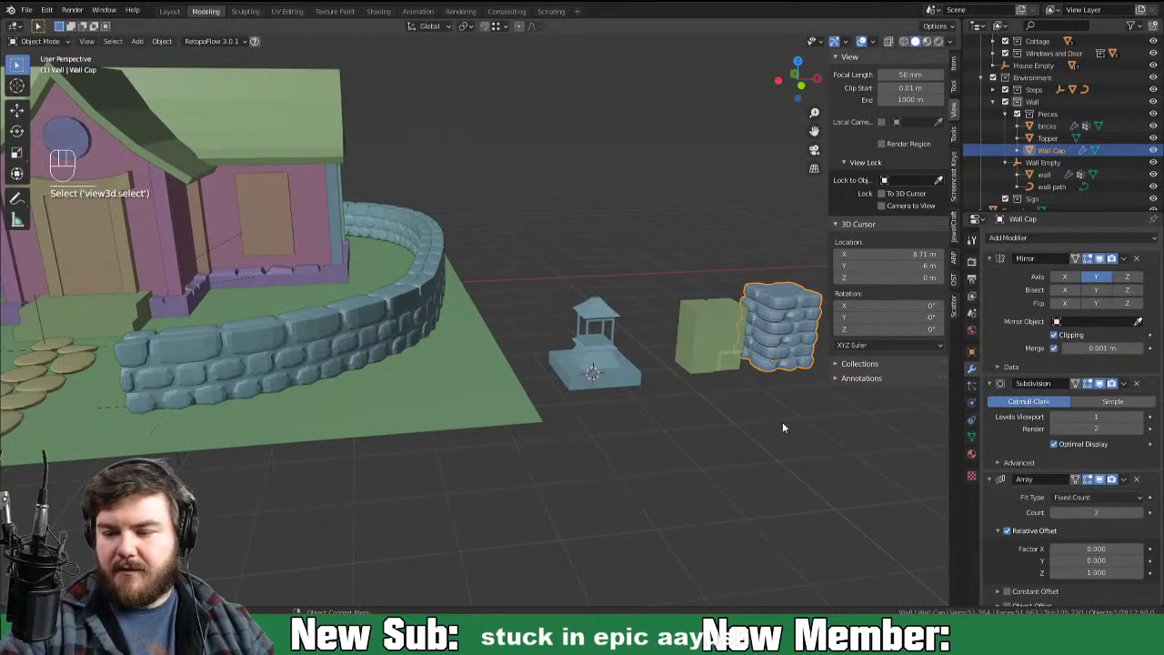
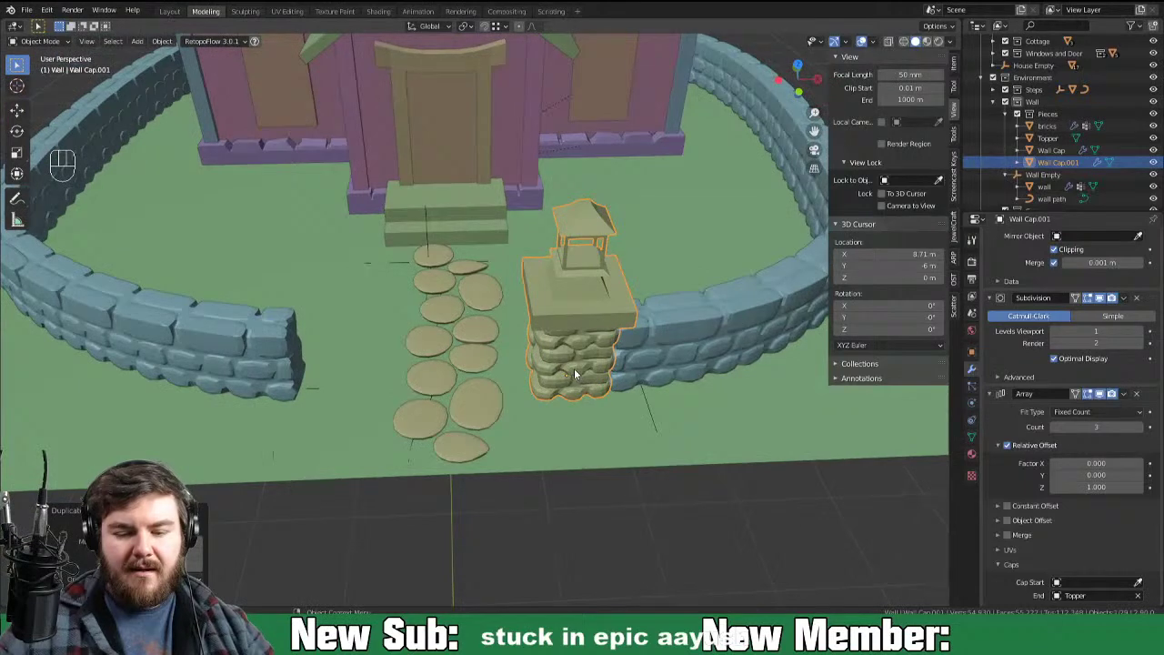
# Step: Add a second Mirror modifier on Wall Cap.001 using Steps Empty, mirroring across Y instead of X
pyautogui.click(990, 307)
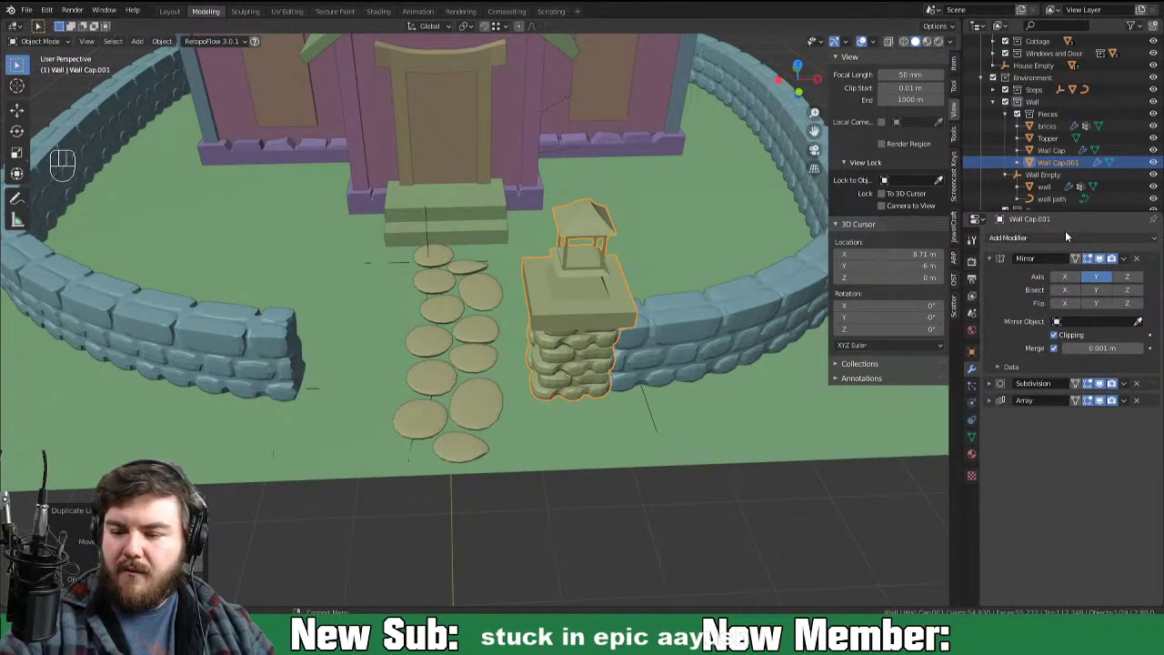
pyautogui.moveTo(1042, 232); pyautogui.dragTo(937, 368)
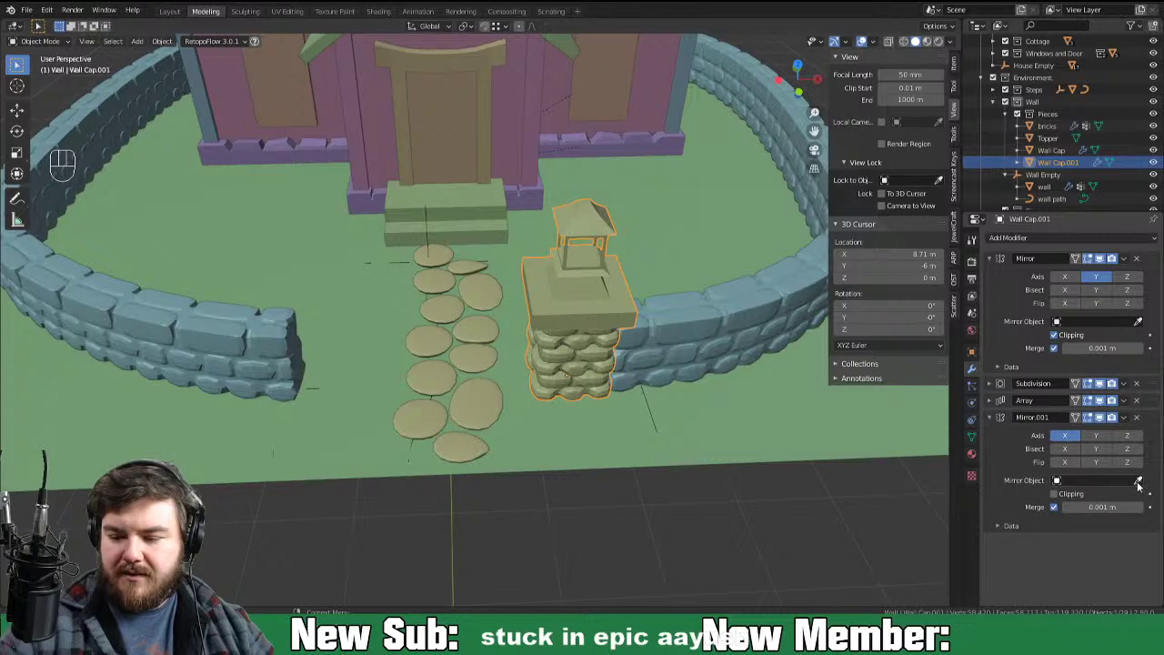
pyautogui.click(1142, 482)
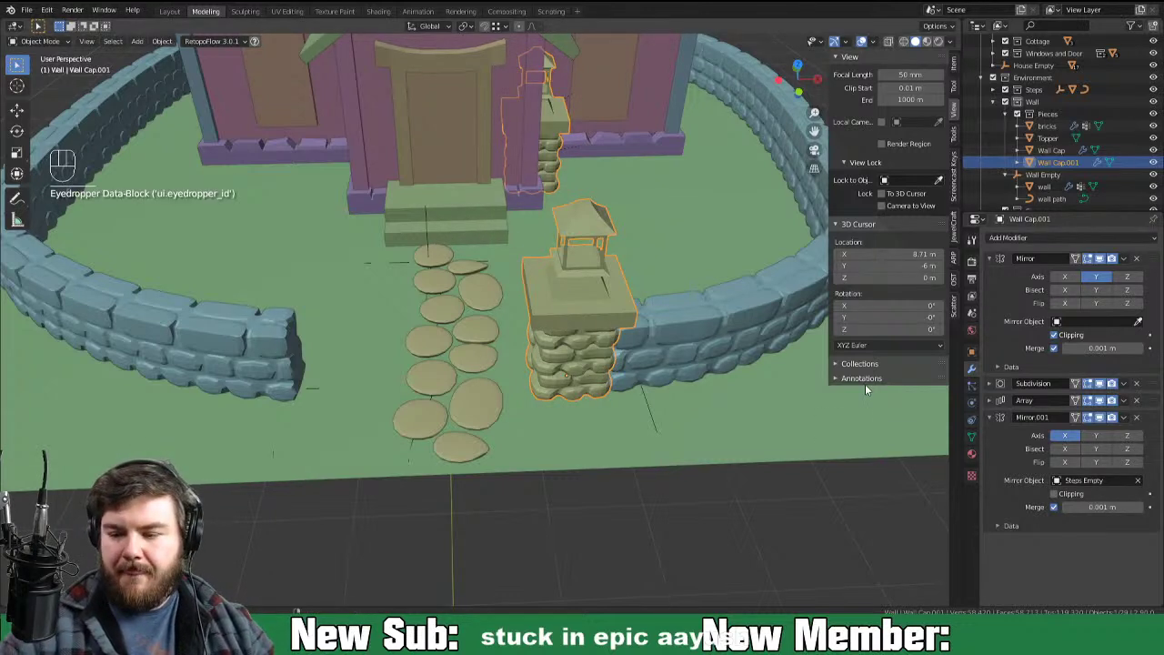
pyautogui.click(1076, 436)
pyautogui.click(1100, 445)
pyautogui.moveTo(811, 526); pyautogui.dragTo(673, 527)
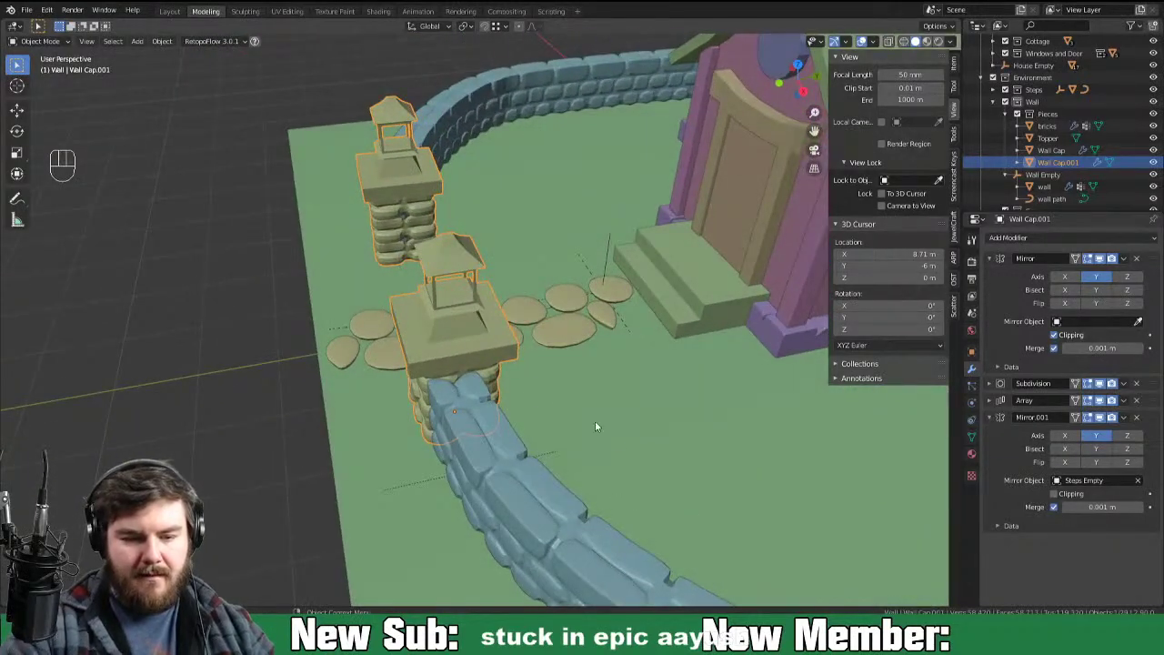
# Step: Nudge the pillar about 2 cm along Y and 7 cm along X so the mirrored pair flanks the path
pyautogui.press('g')
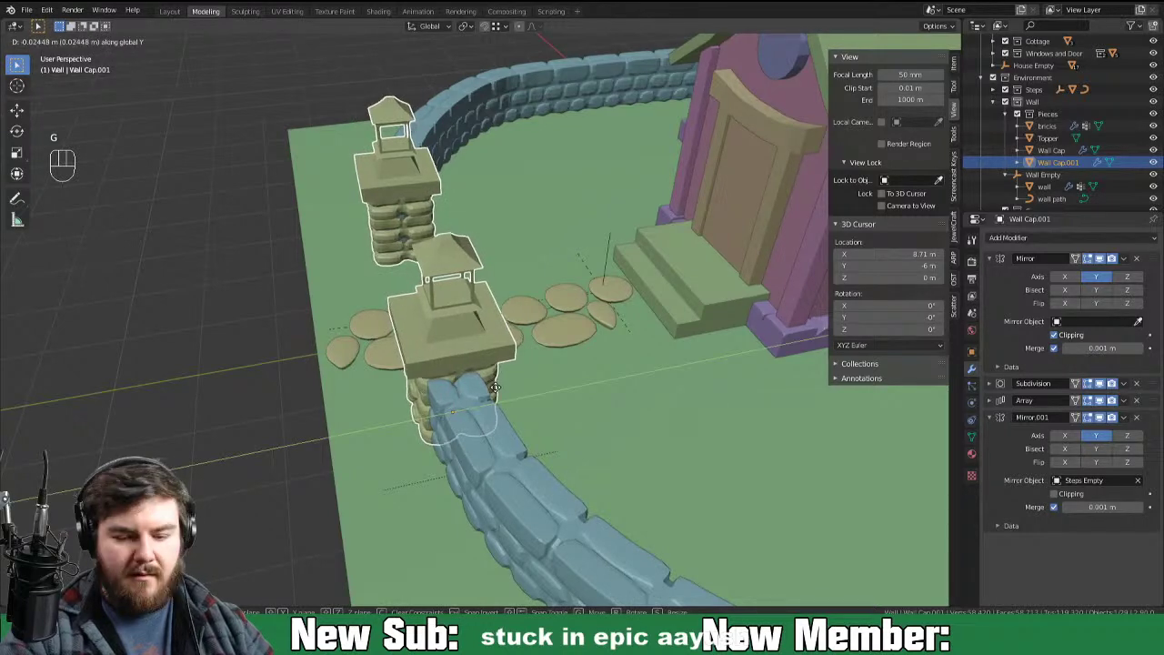
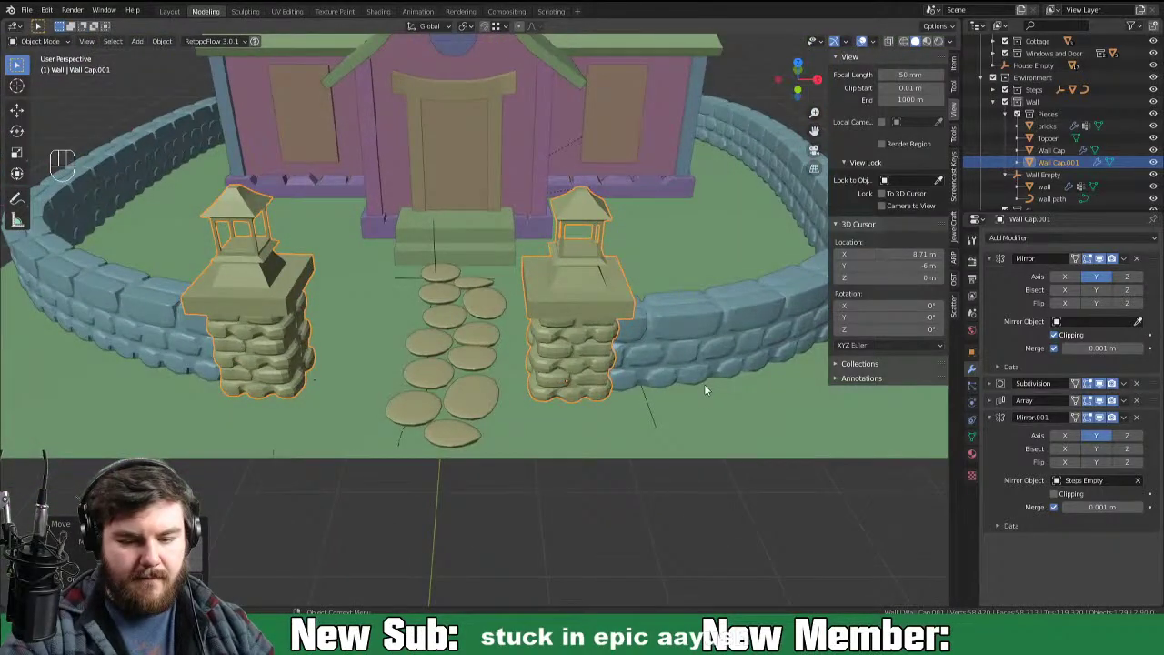
pyautogui.press('g')
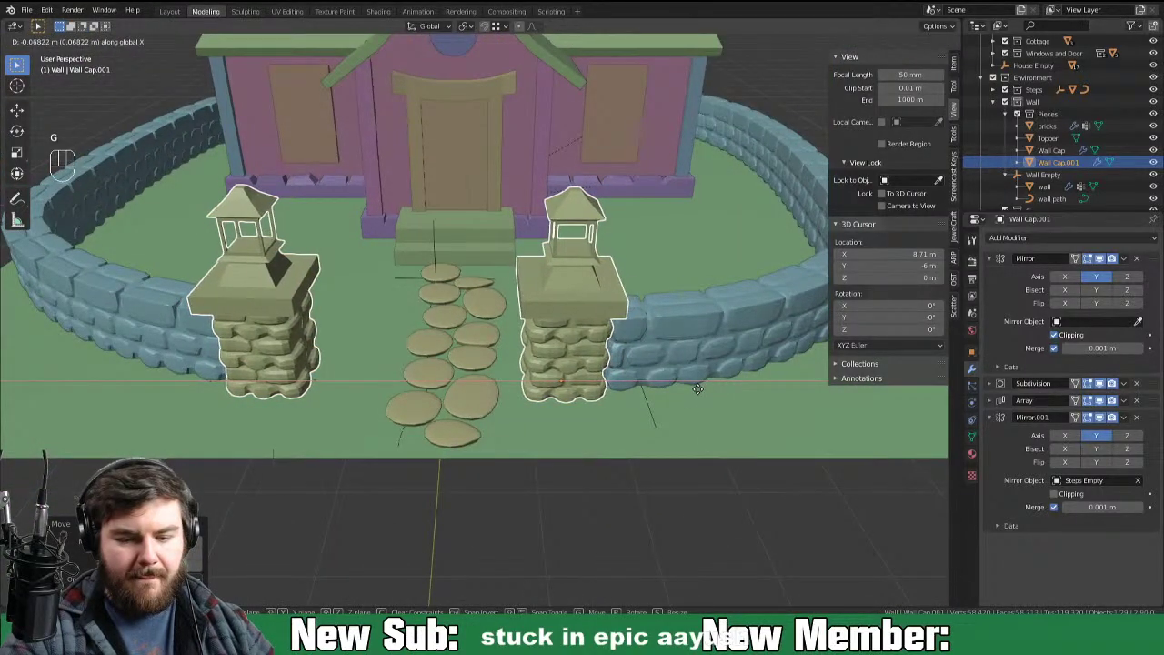
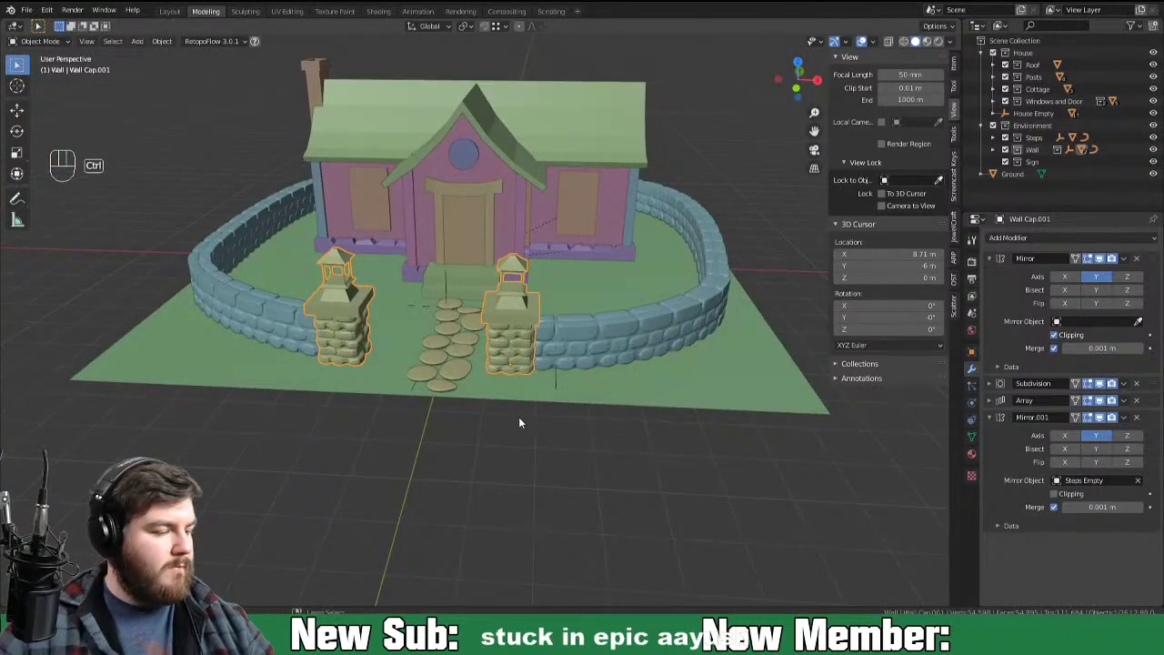
# Step: Save, then place the 3D cursor left of the stepping-stone path around X -2.29, Y -3.6
pyautogui.press('ctrl+s')
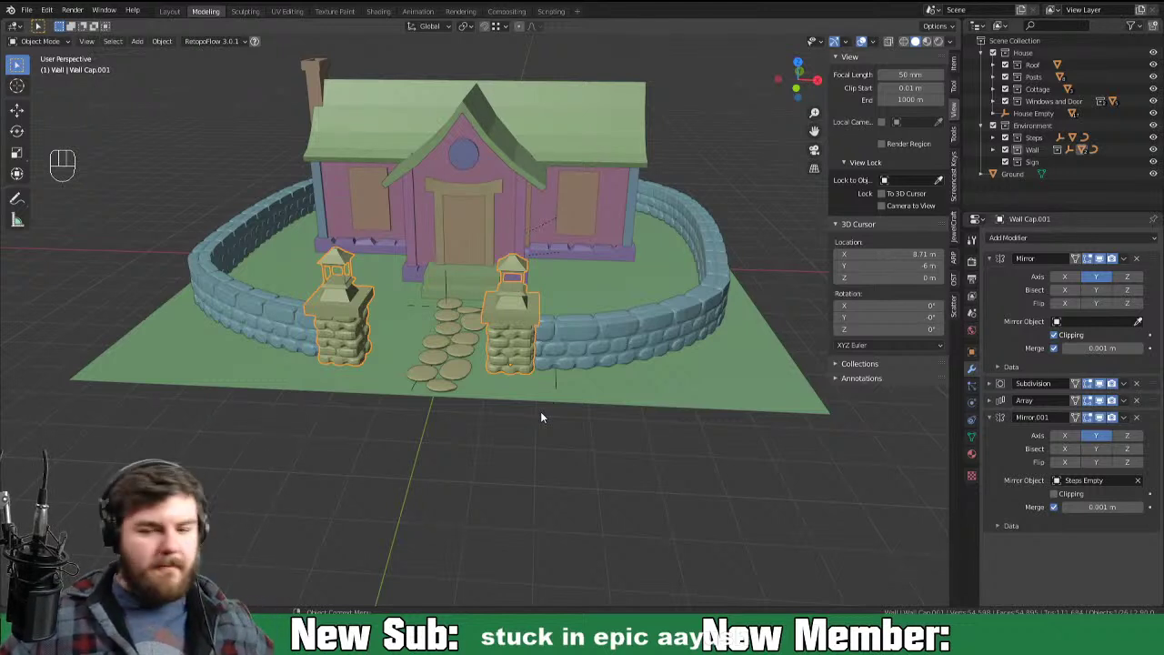
pyautogui.moveTo(478, 368); pyautogui.dragTo(490, 371)
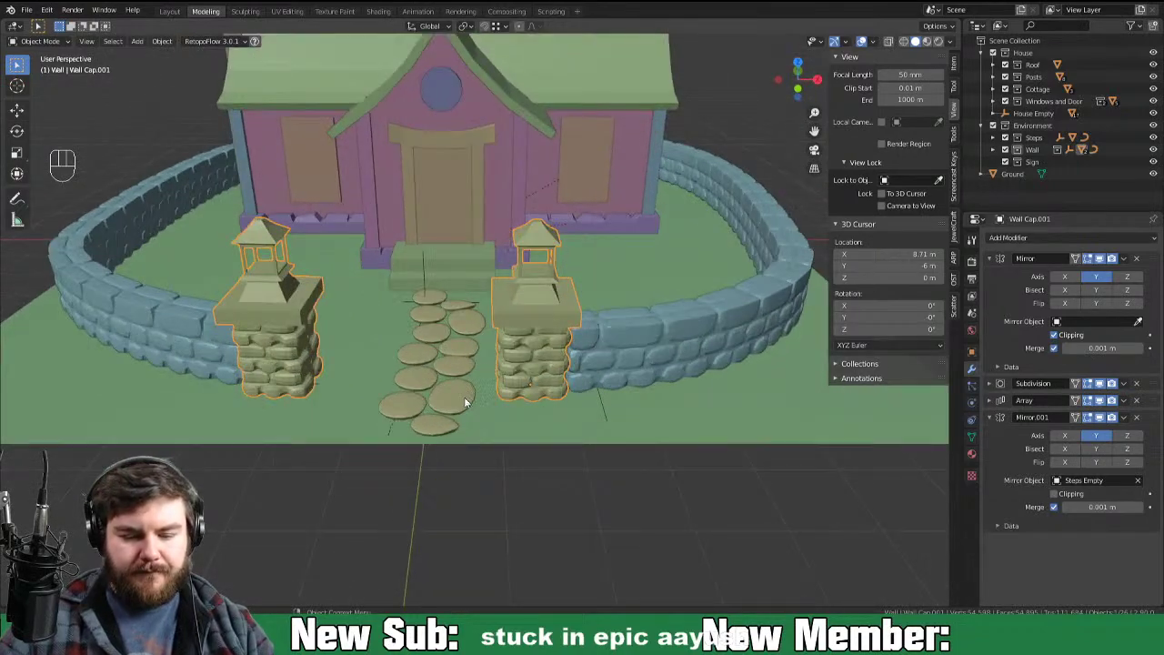
pyautogui.moveTo(486, 372); pyautogui.dragTo(480, 374)
pyautogui.moveTo(461, 378); pyautogui.dragTo(437, 405)
pyautogui.moveTo(440, 398); pyautogui.dragTo(447, 407)
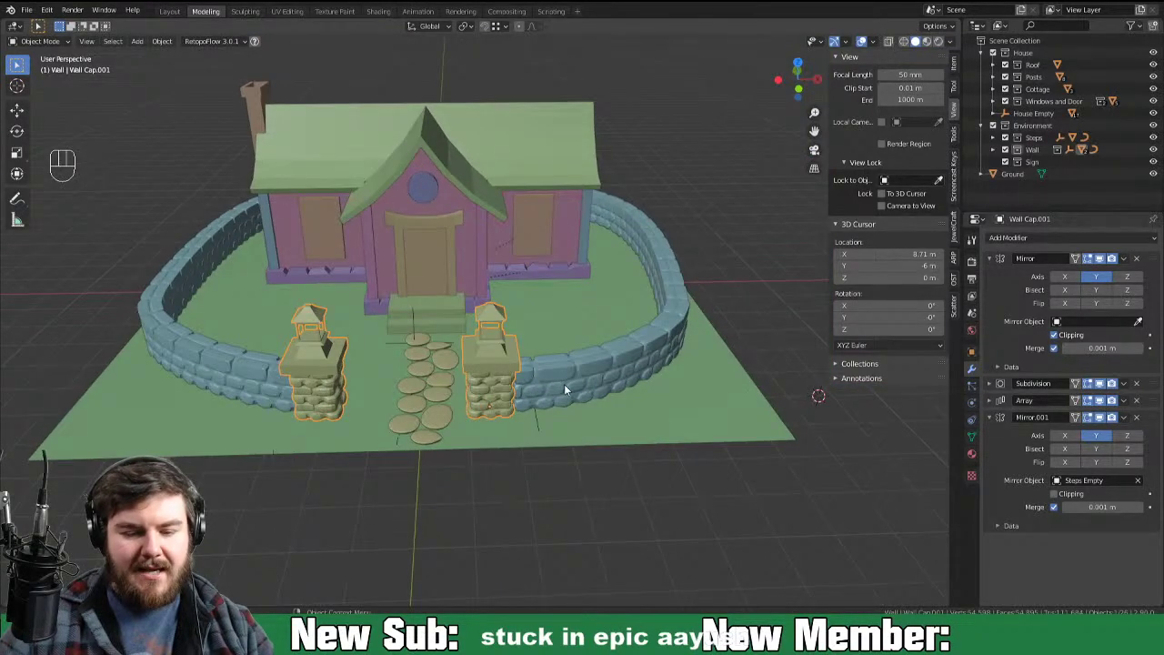
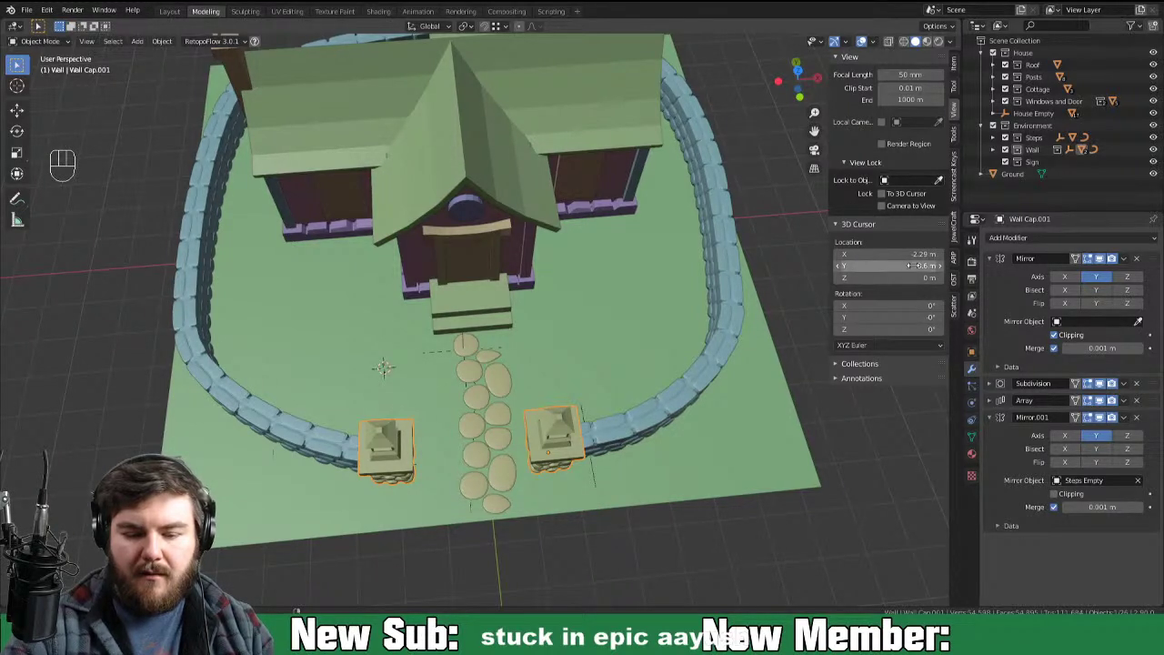
pyautogui.moveTo(624, 438); pyautogui.dragTo(689, 441)
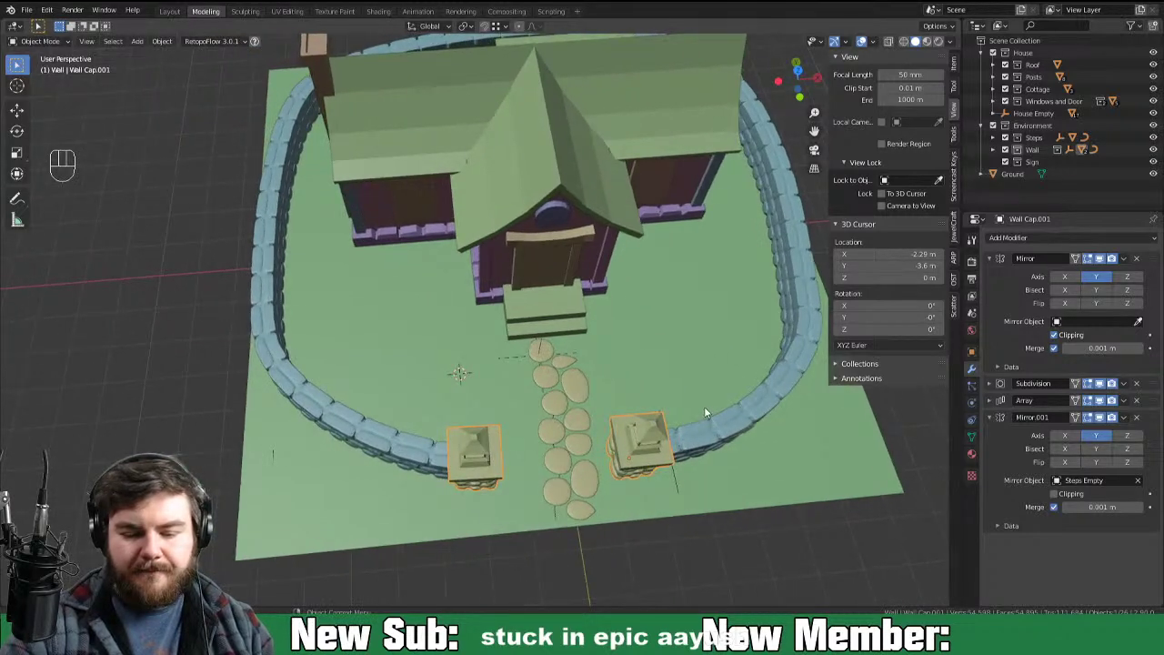
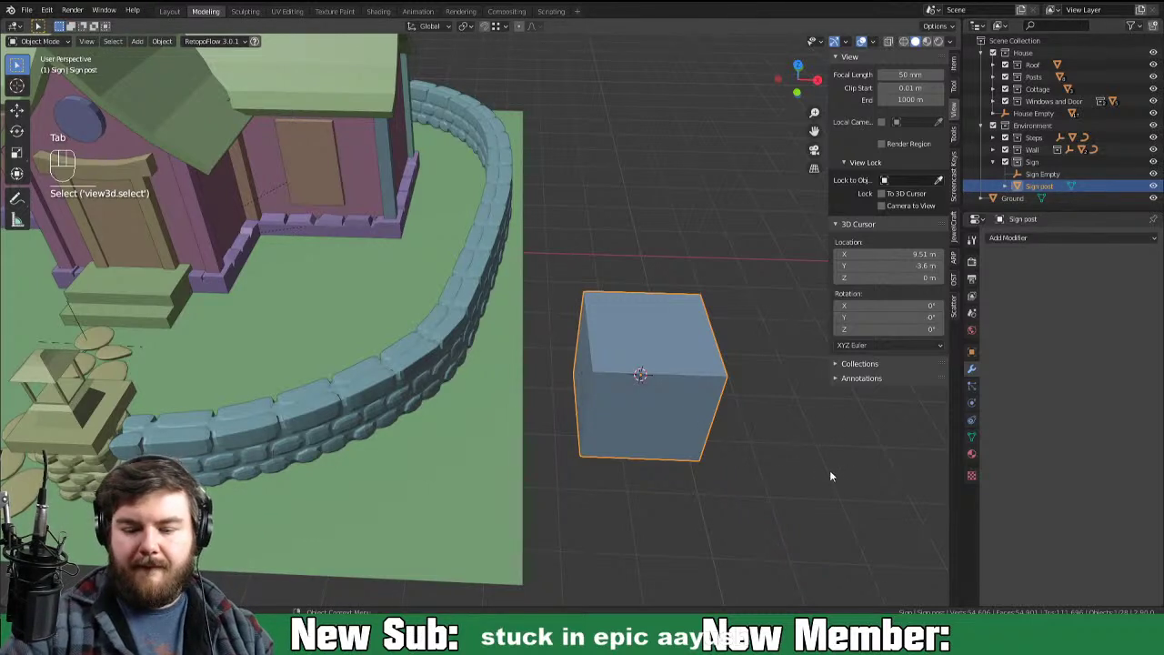
# Step: Raise the Sign post cube onto the ground and squeeze it into a thin post in front view
pyautogui.press('Tab')
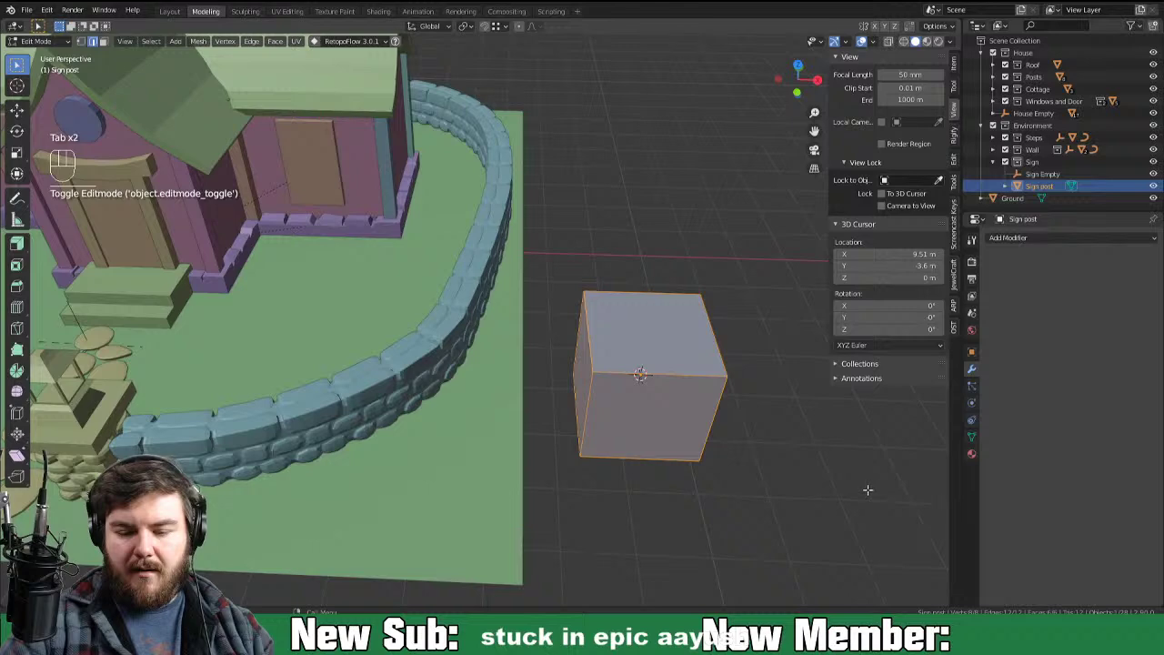
pyautogui.press('g')
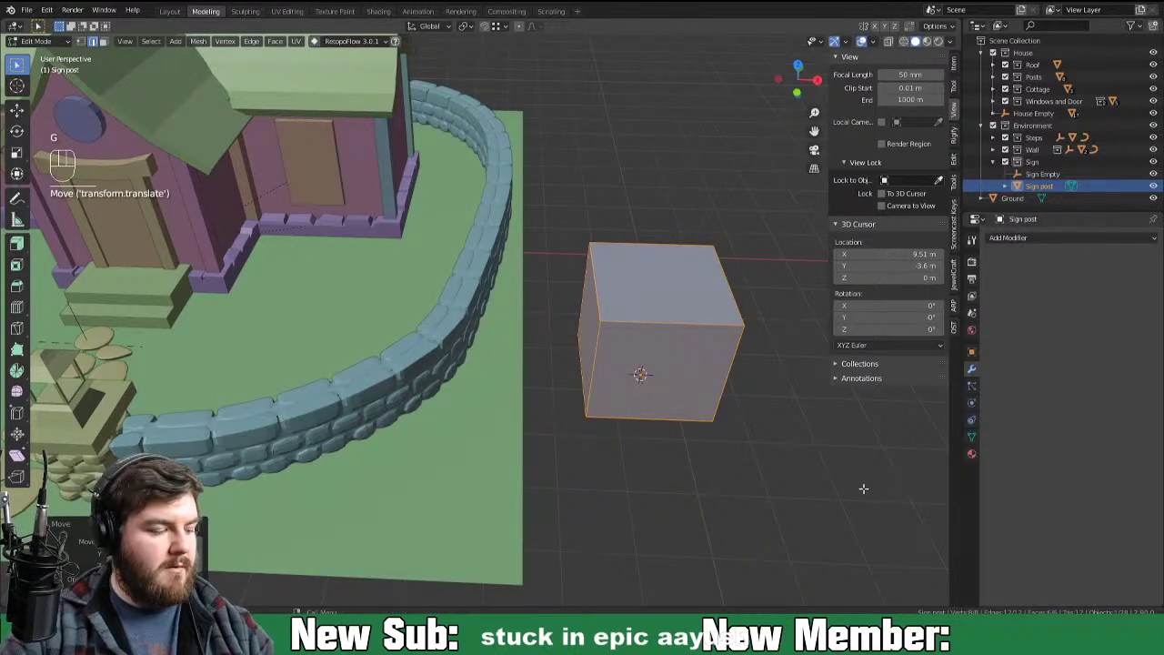
pyautogui.press('KP_1')
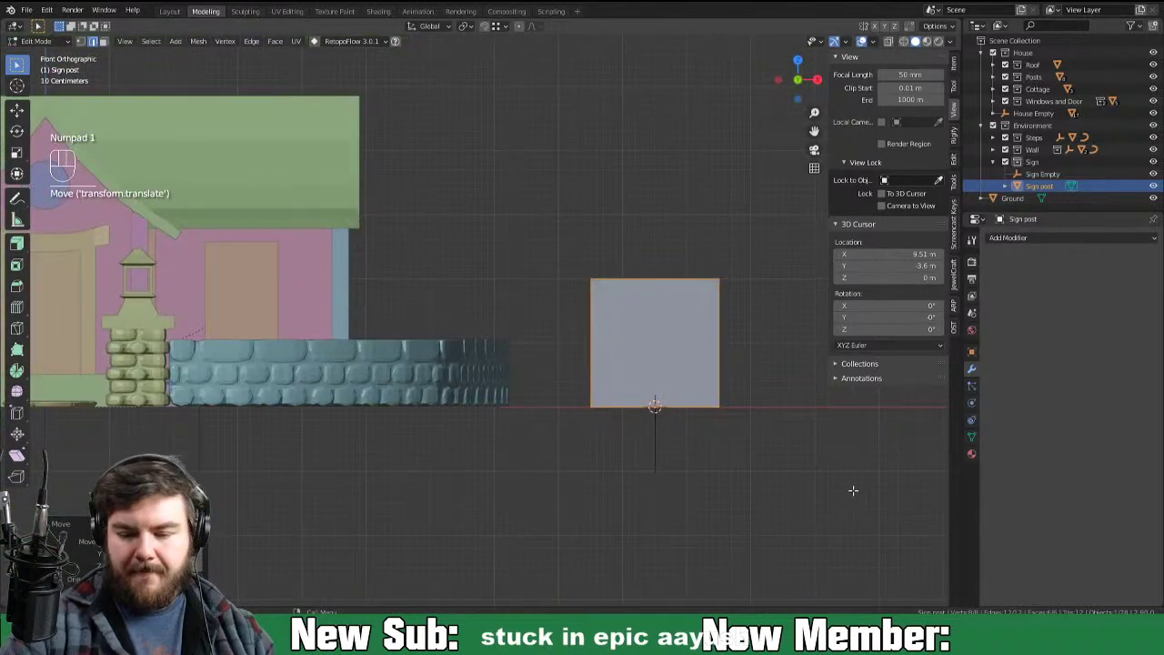
pyautogui.press('s')
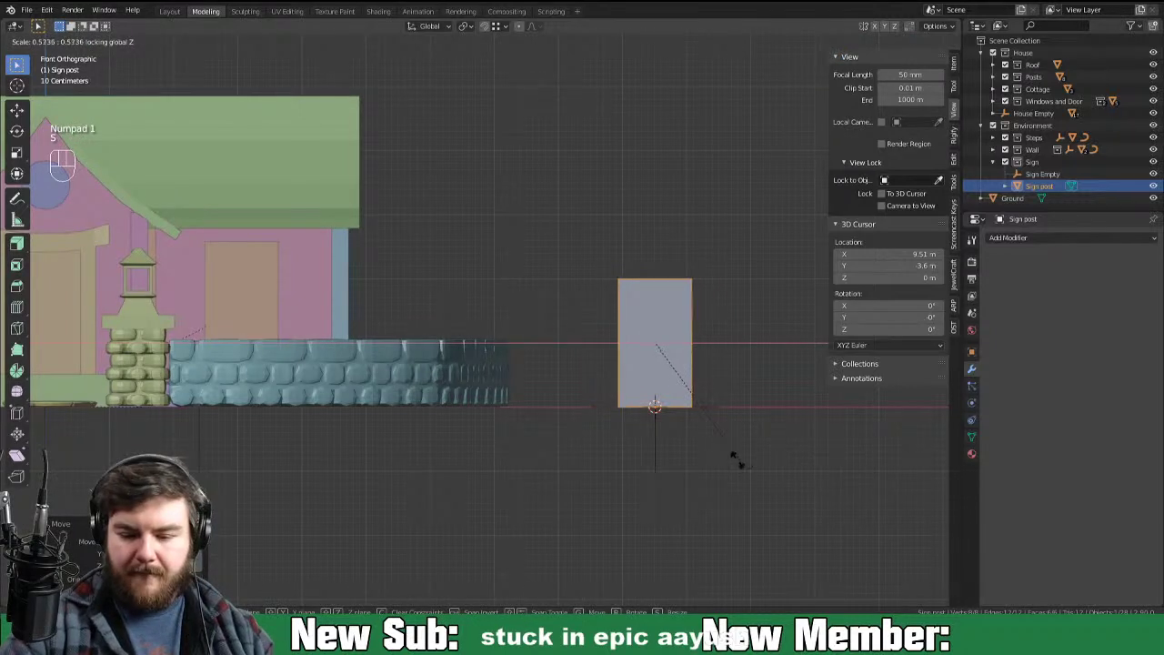
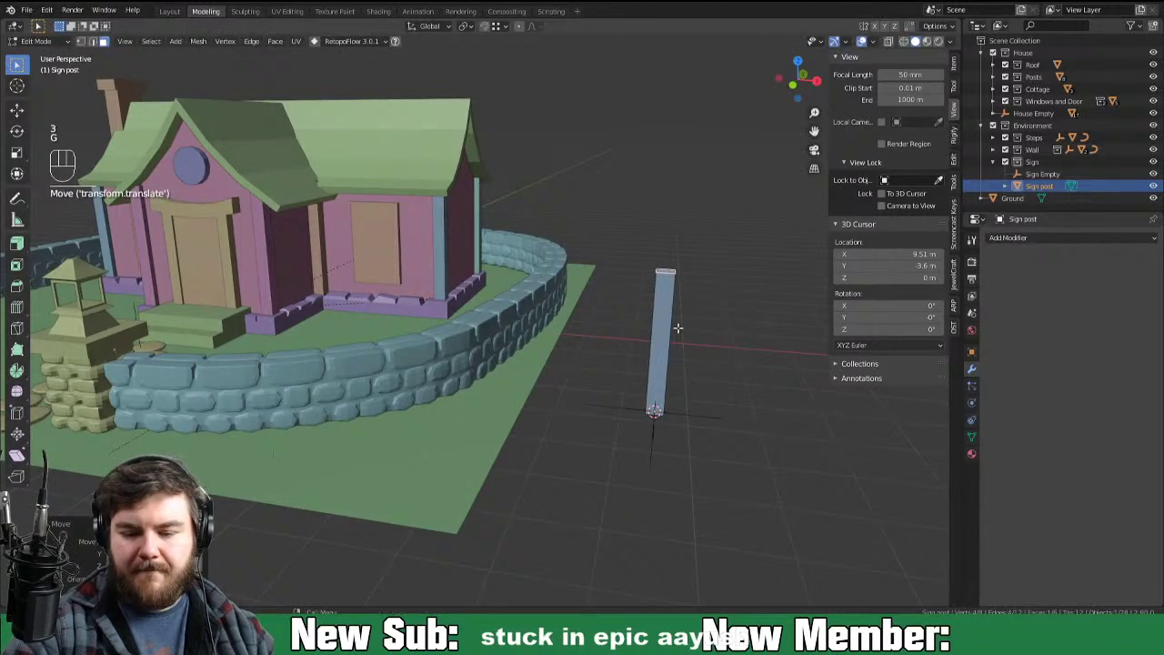
# Step: Cut two crosswise edge loops on the post and snap the 3D cursor to its upper section
pyautogui.press('ctrl+r')
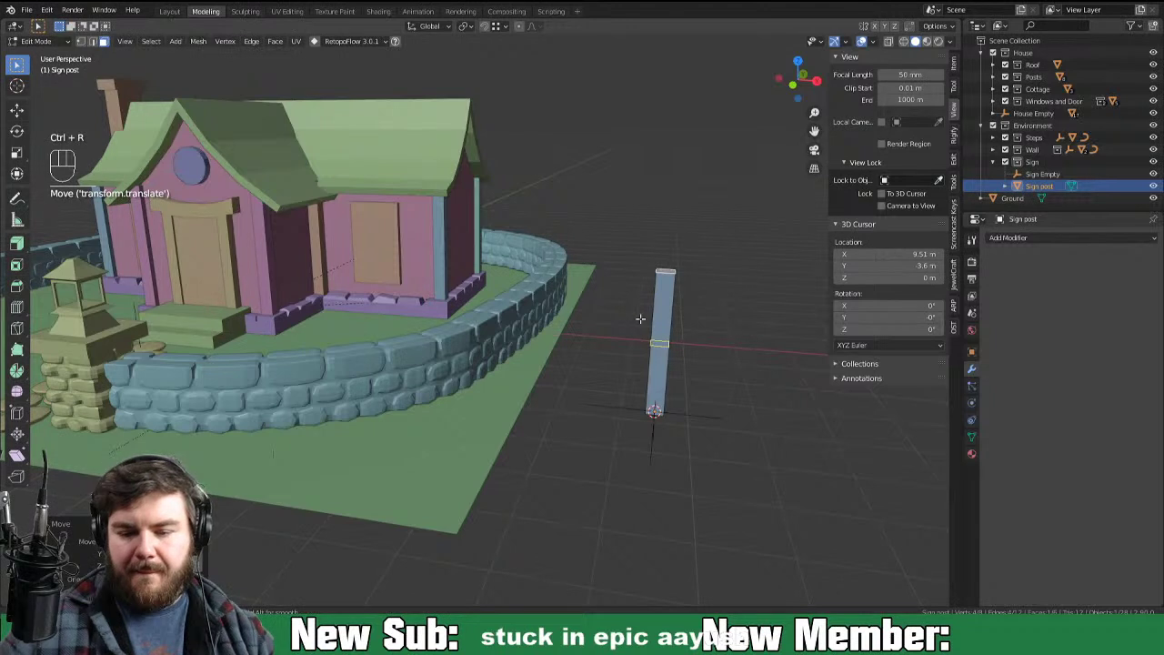
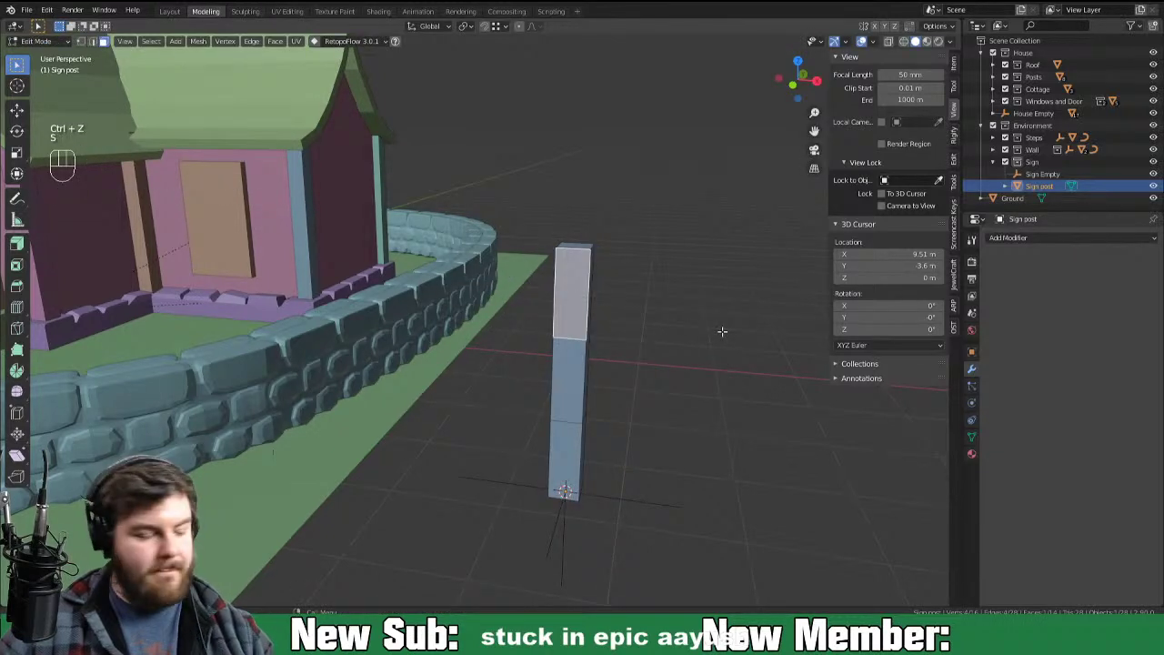
pyautogui.press('shift+s')
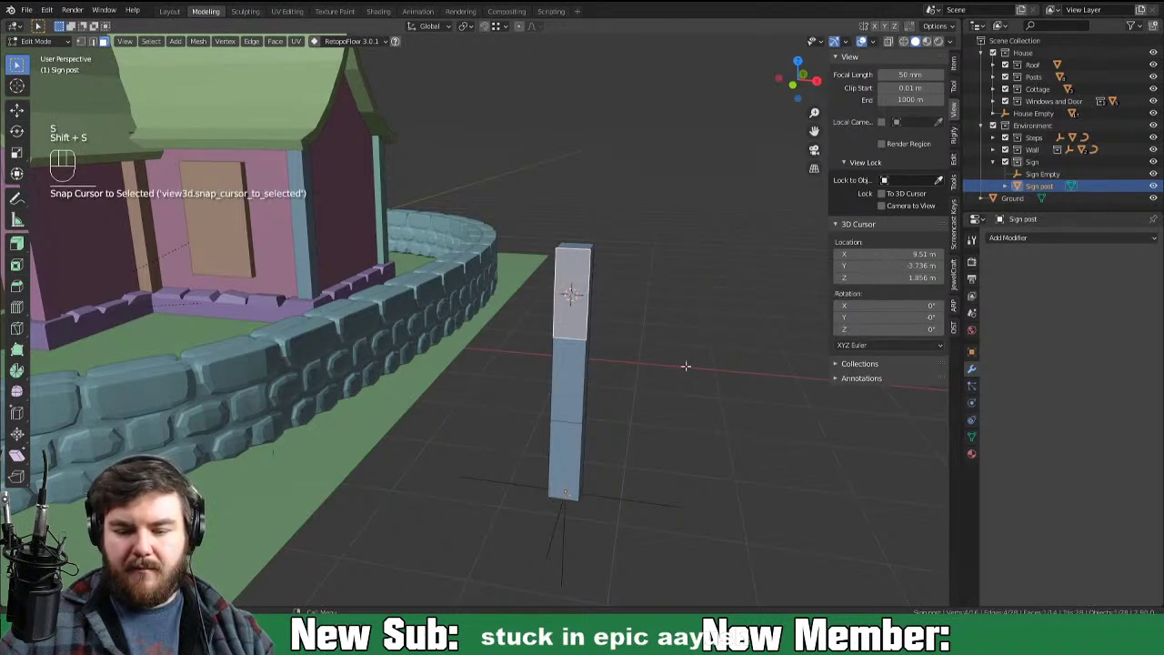
pyautogui.press('Tab')
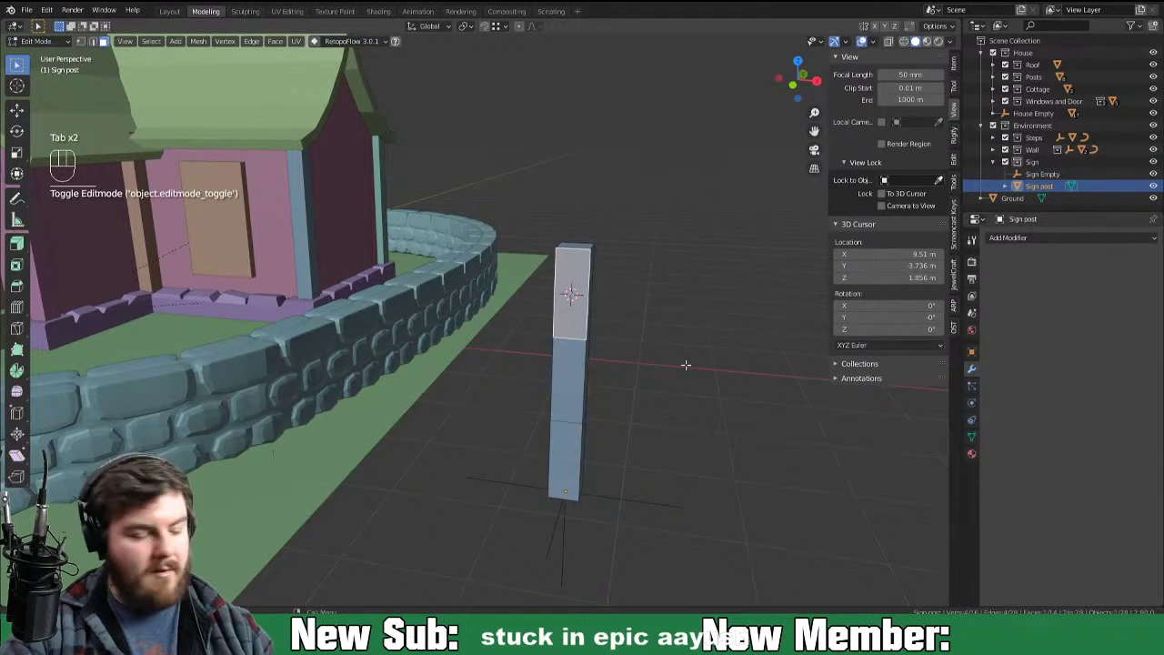
# Step: Add a cube at the post top, shrink it to post thickness and extrude a sideways arm
pyautogui.press('shift+a')
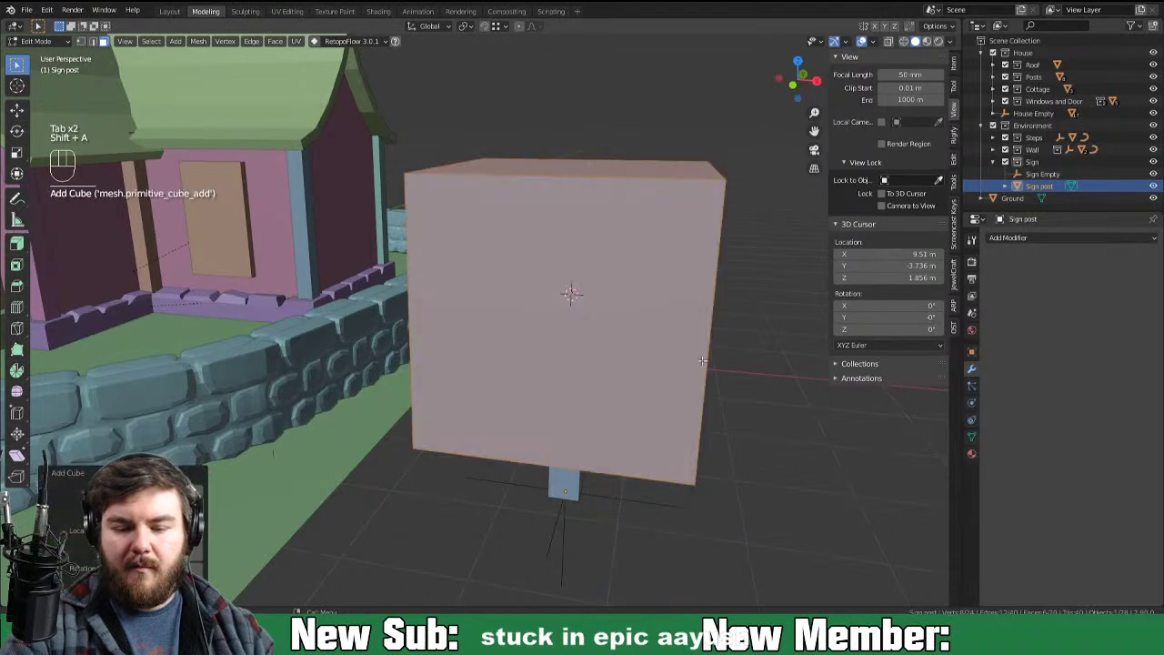
pyautogui.press('s')
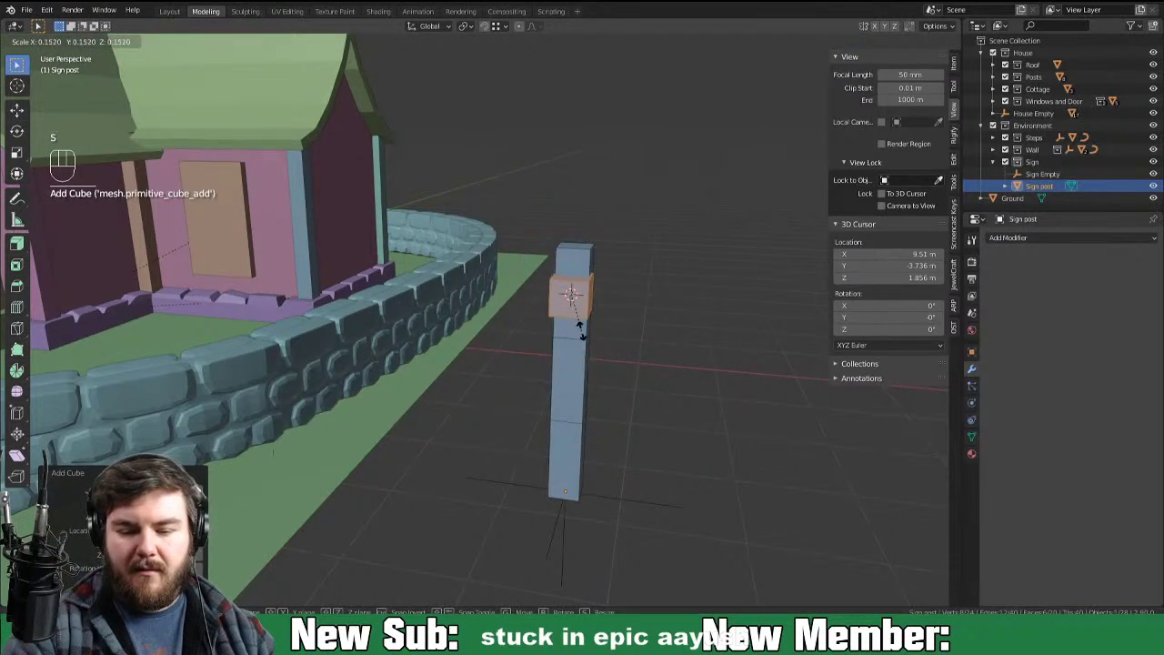
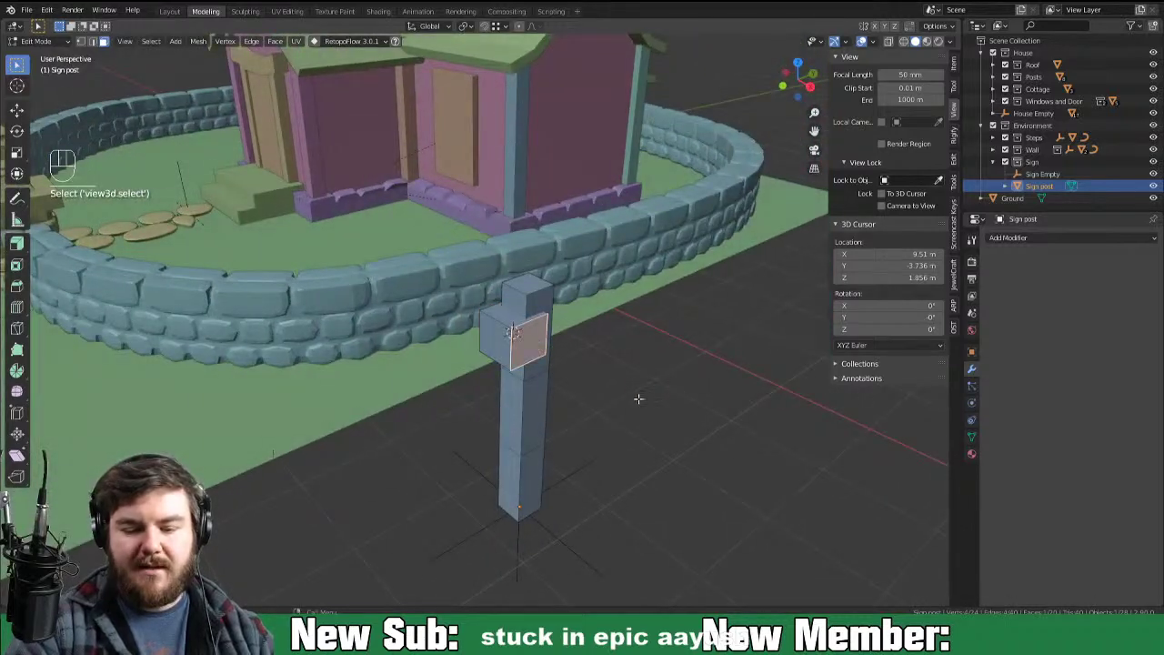
pyautogui.press('ctrl+l')
pyautogui.press('s')
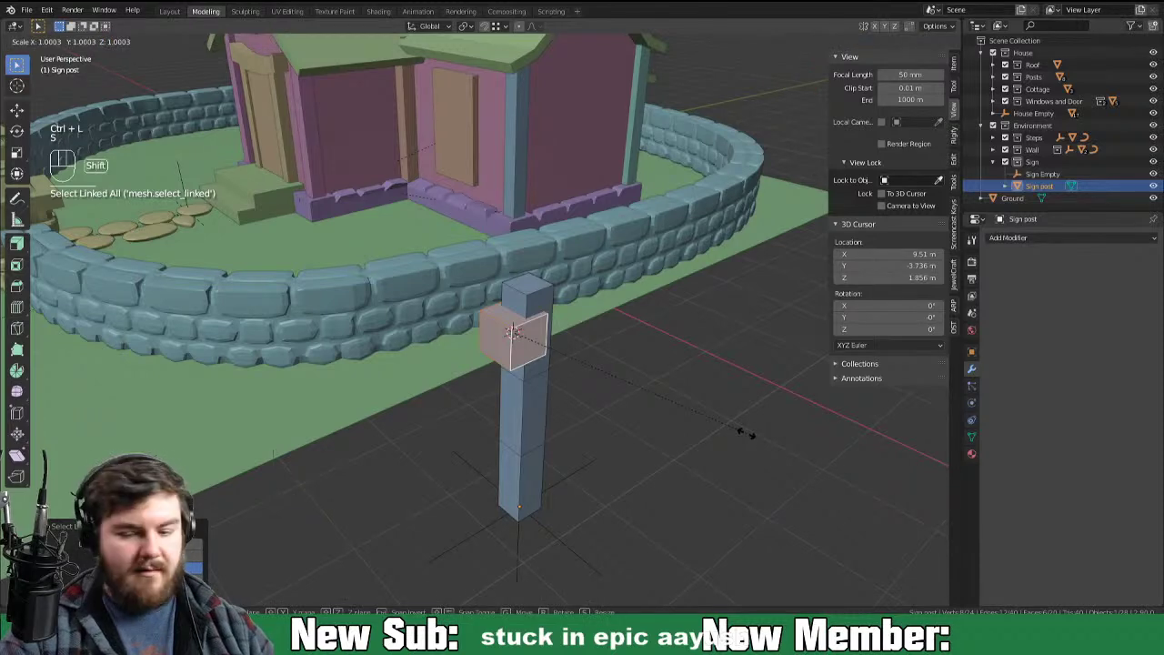
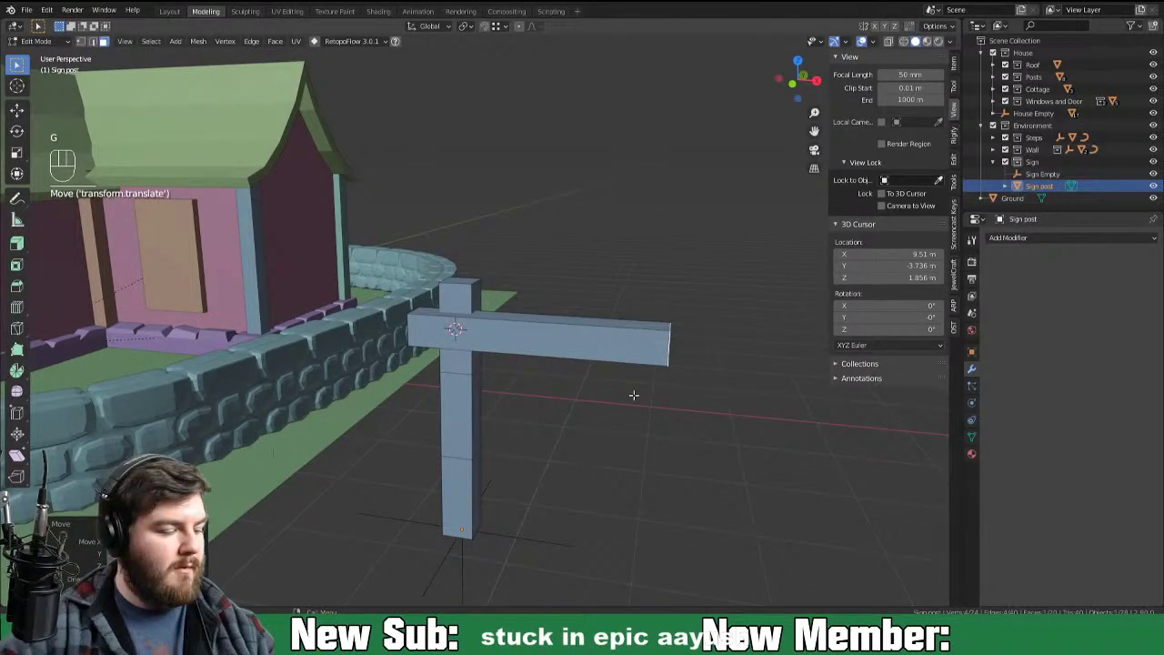
# Step: Loop-cut the arm and flare its end face wider with proportional editing
pyautogui.press('ctrl+r')
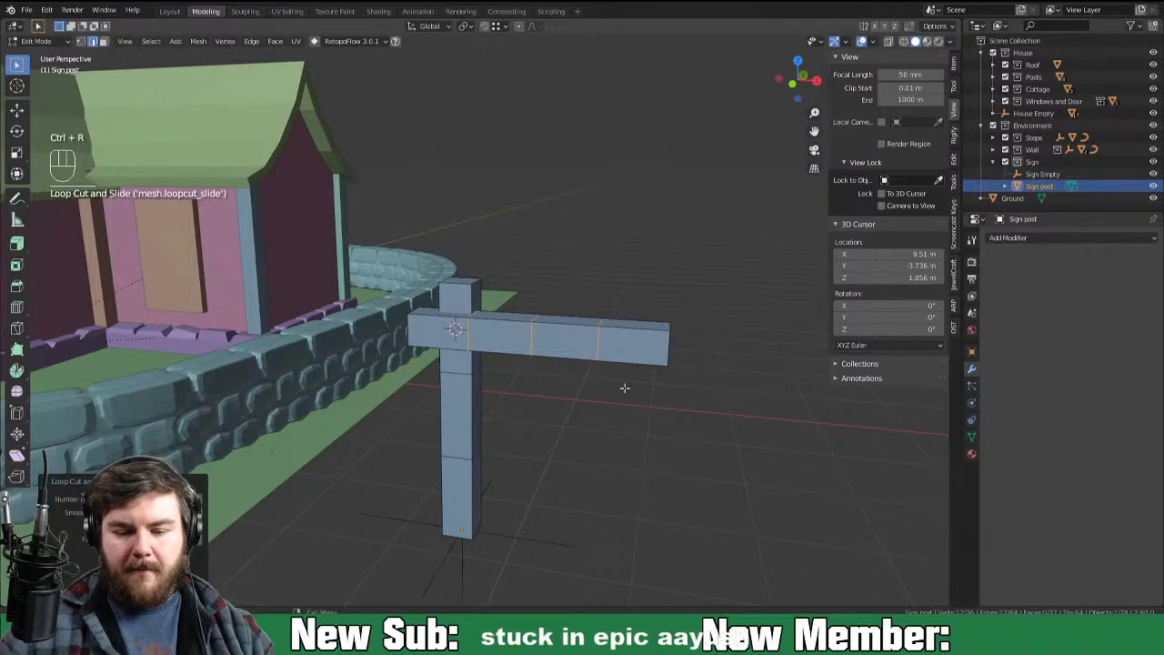
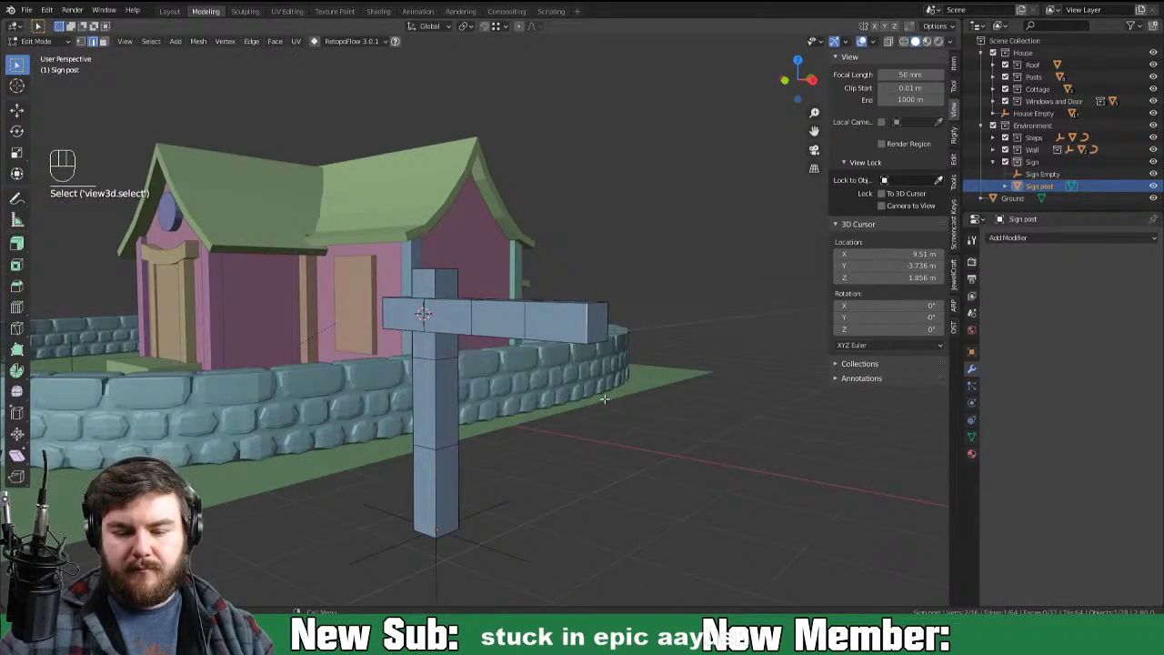
pyautogui.press('3')
pyautogui.press('o')
pyautogui.press('s')
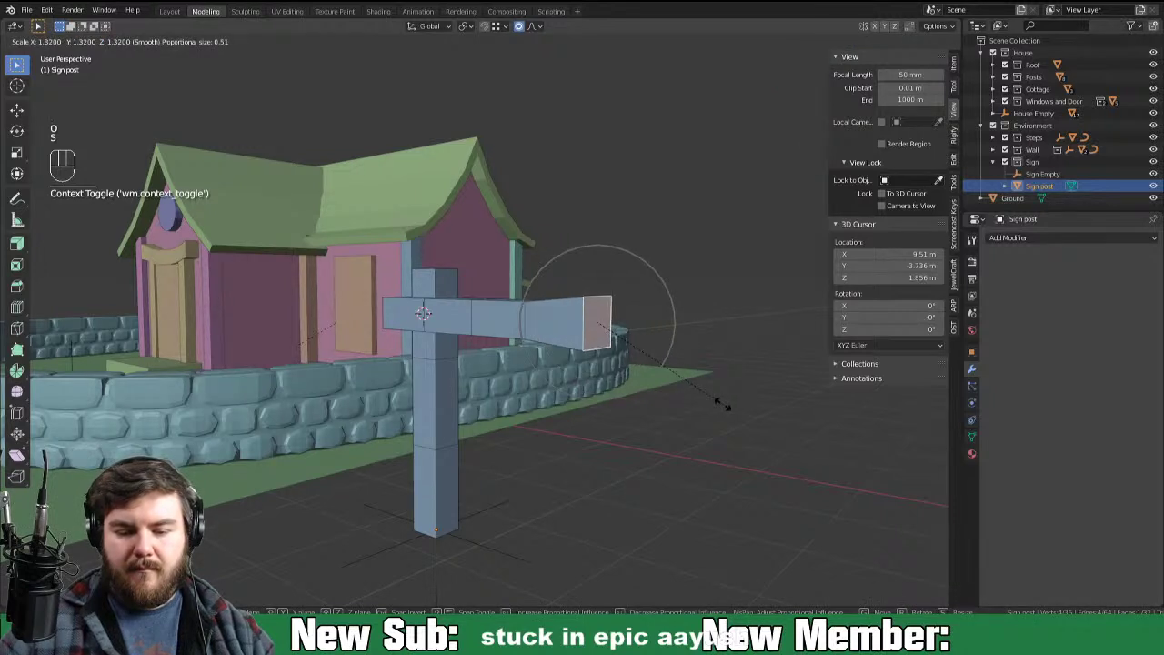
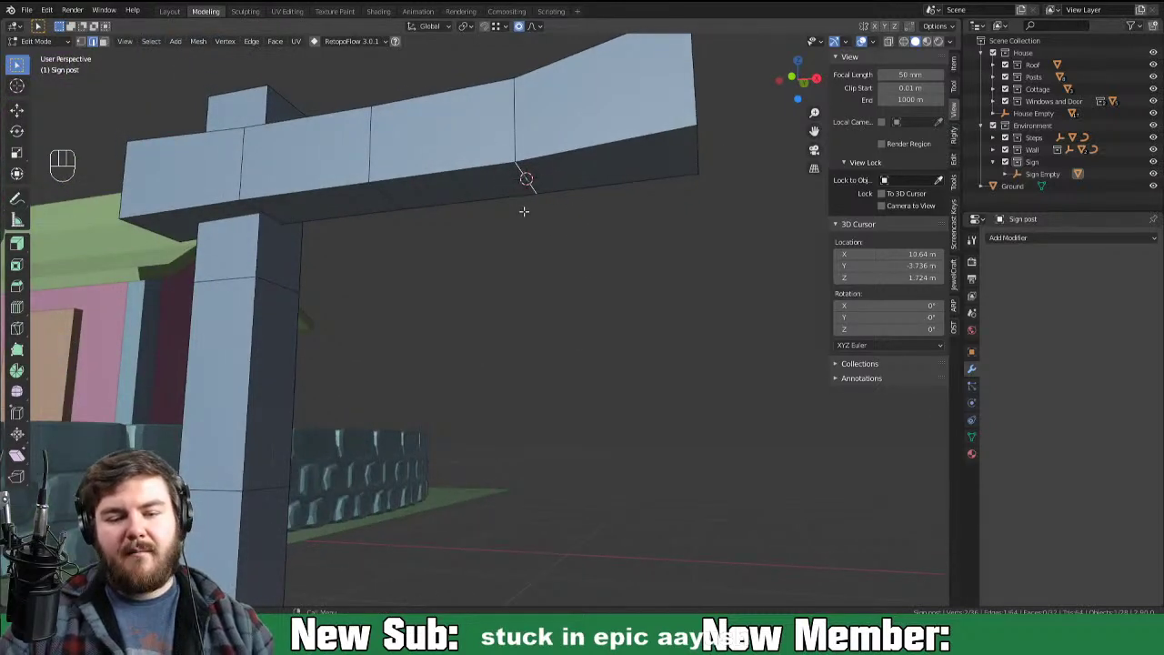
# Step: Return to Object Mode and bring up the add-object list for a torus under the arm
pyautogui.press('Tab')
pyautogui.press('shift+a')
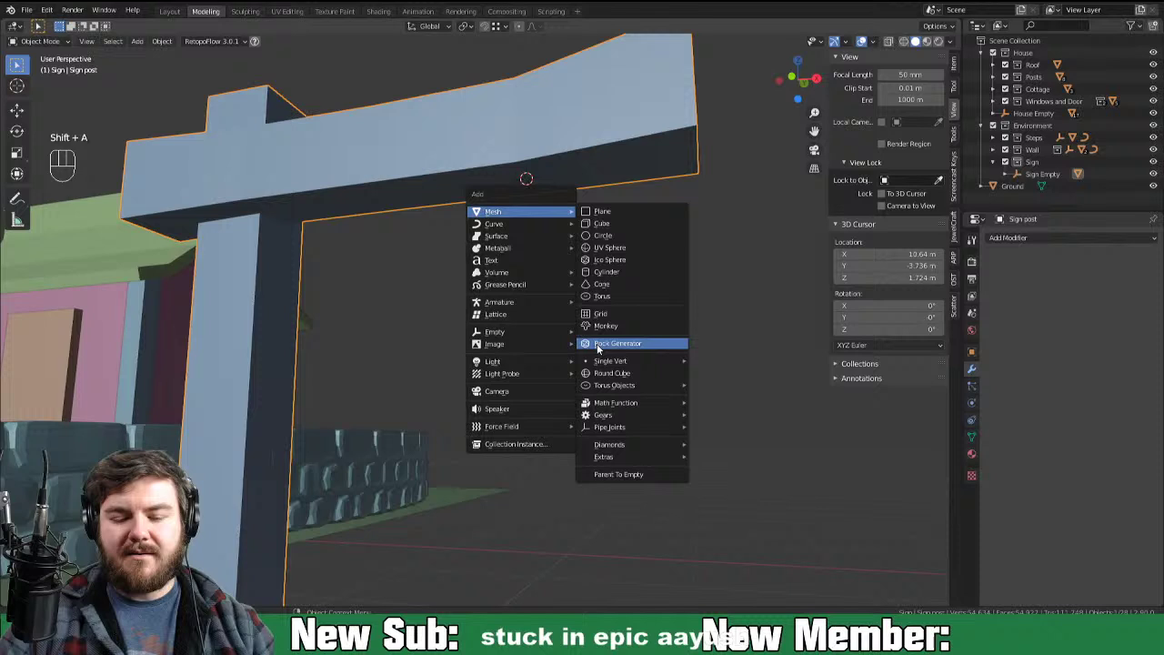
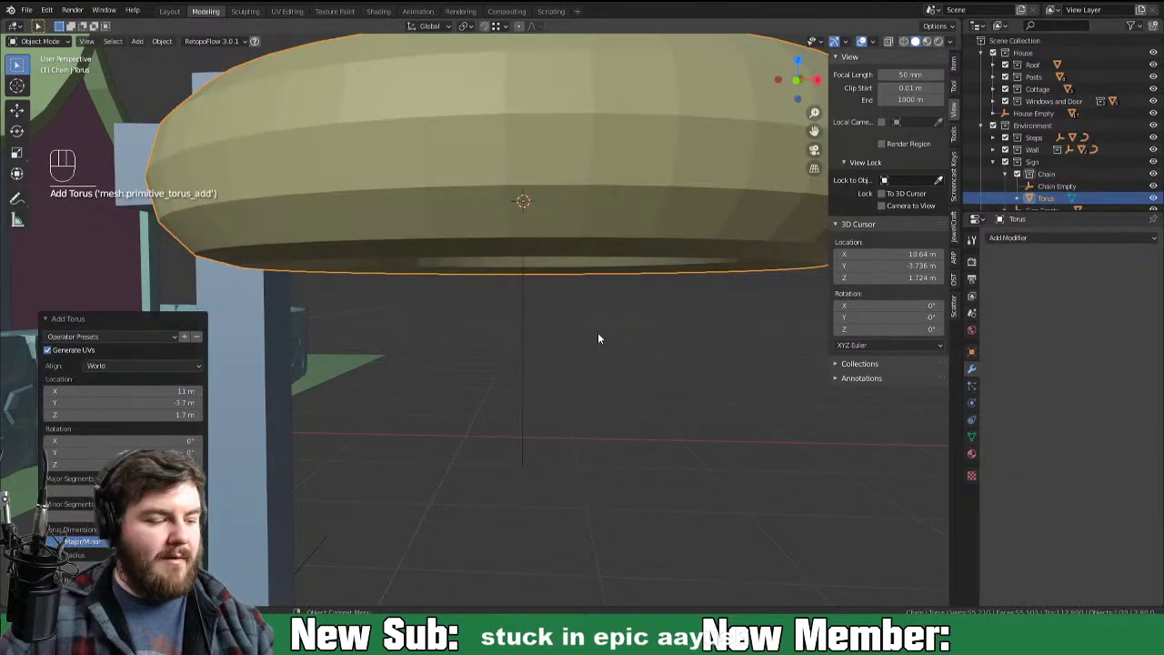
# Step: Reopen the Add Torus settings to make a small link with 1 m major and 0.25 m minor radius
pyautogui.press('F9')
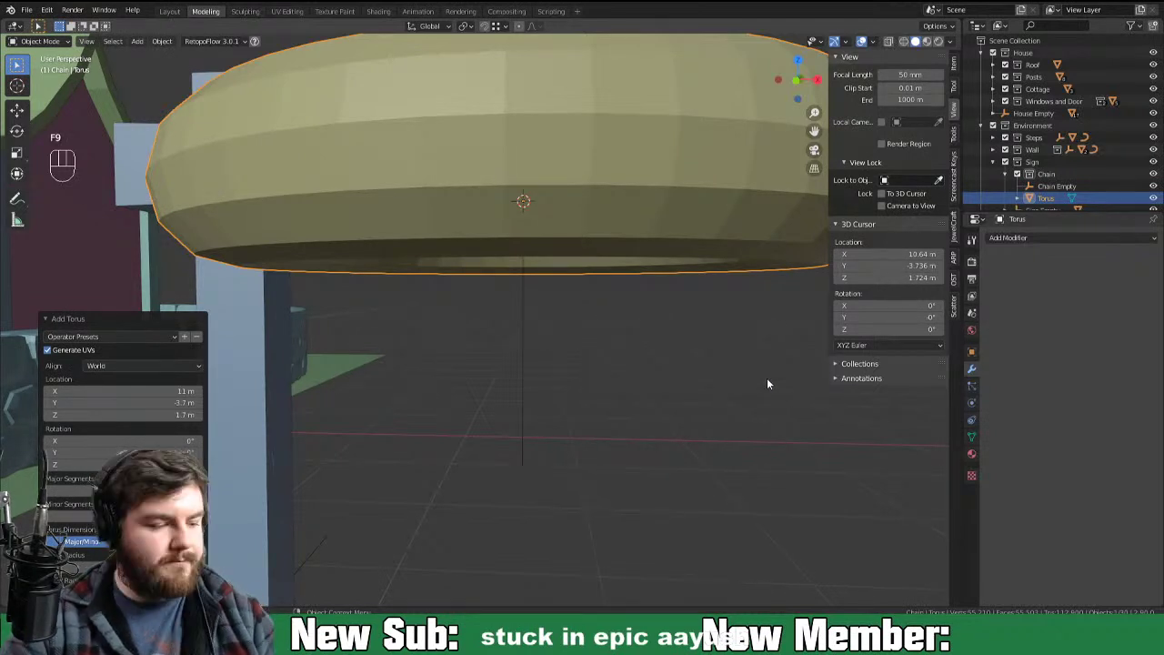
pyautogui.press('F9')
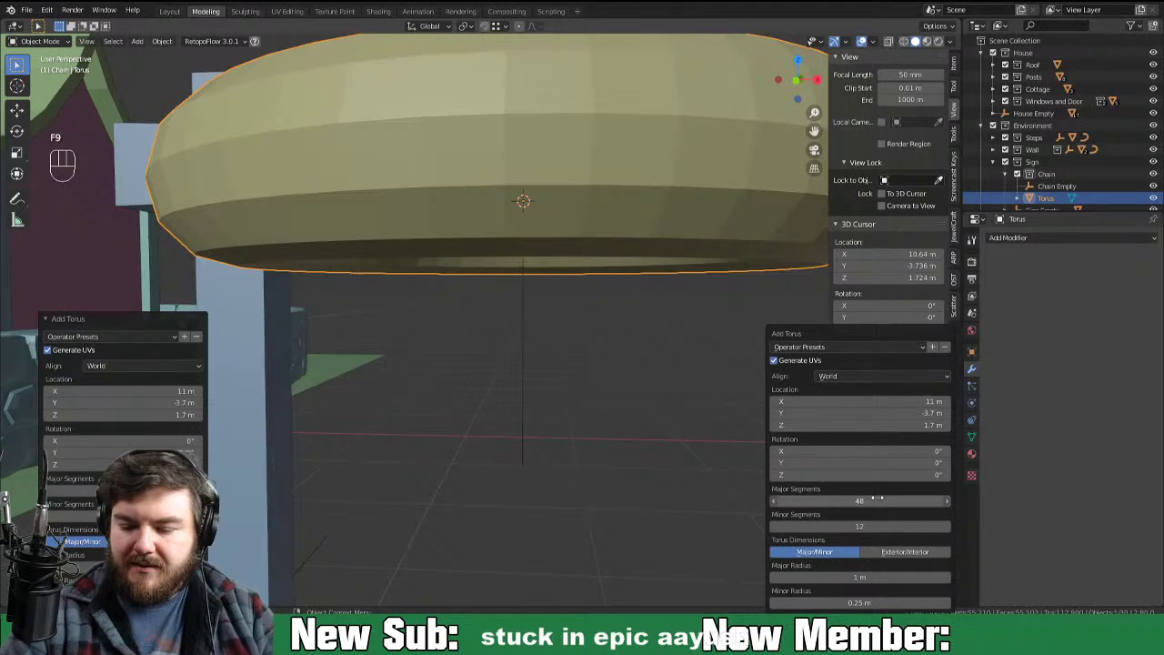
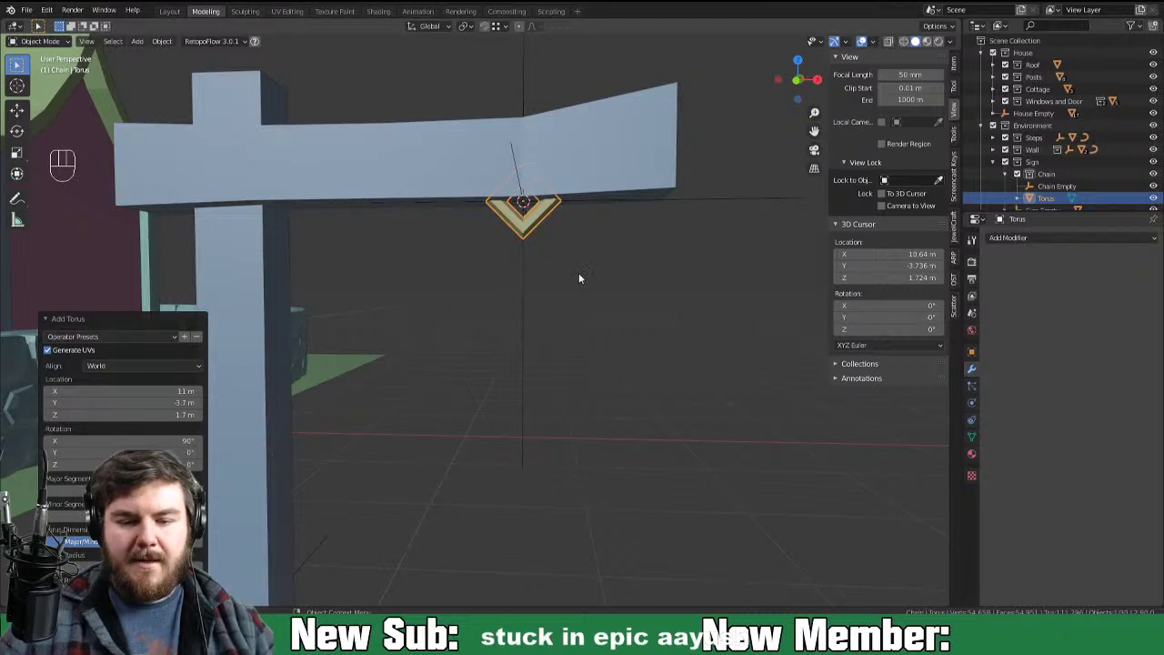
# Step: Rotate the torus link's mesh in Edit Mode so it faces forward below the arm
pyautogui.press('Tab')
pyautogui.press('r')
pyautogui.press('o')
pyautogui.press('u')
pyautogui.press('r')
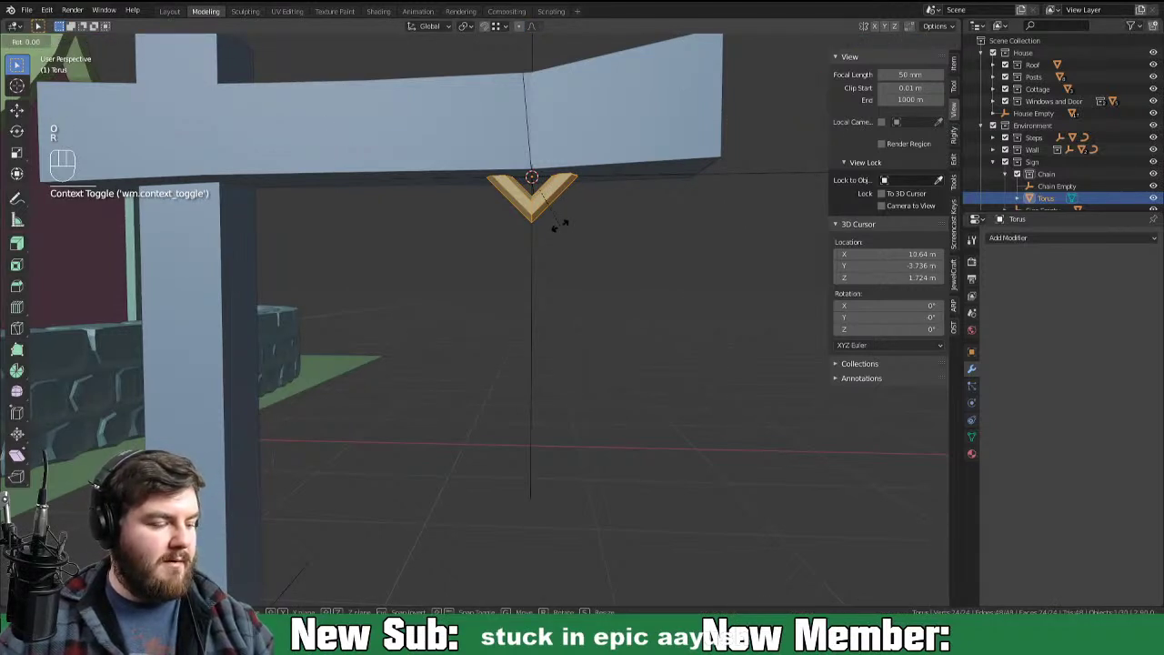
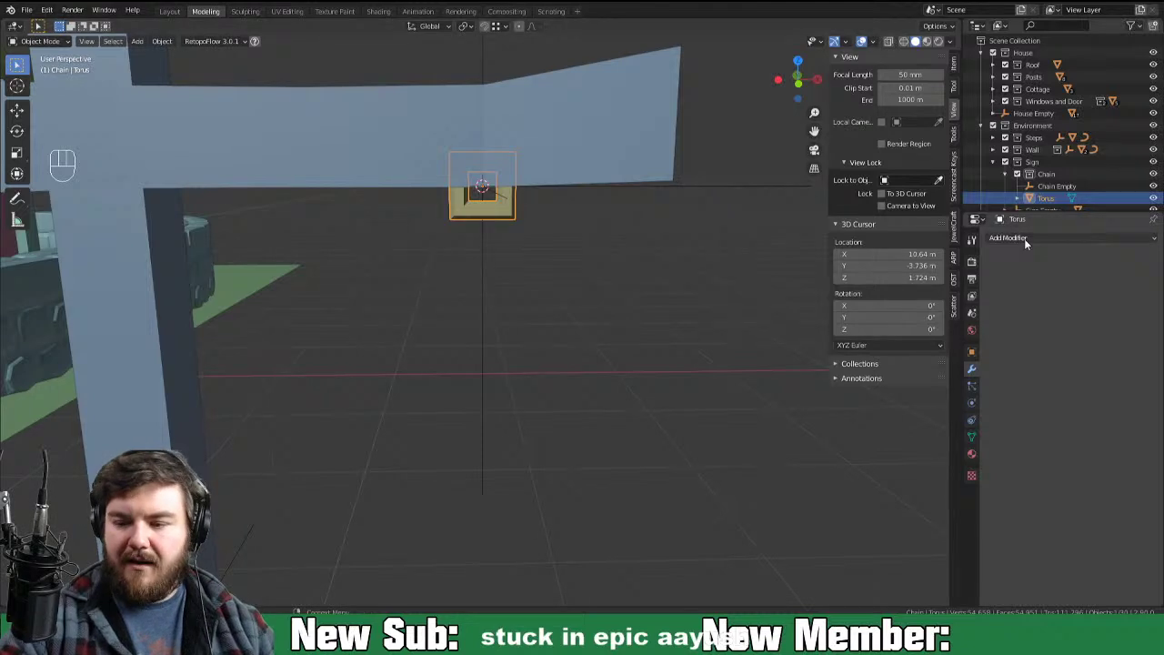
# Step: Give the link an Array modifier with relative X offset 0.5 so the links overlap
pyautogui.moveTo(1031, 242); pyautogui.dragTo(944, 281)
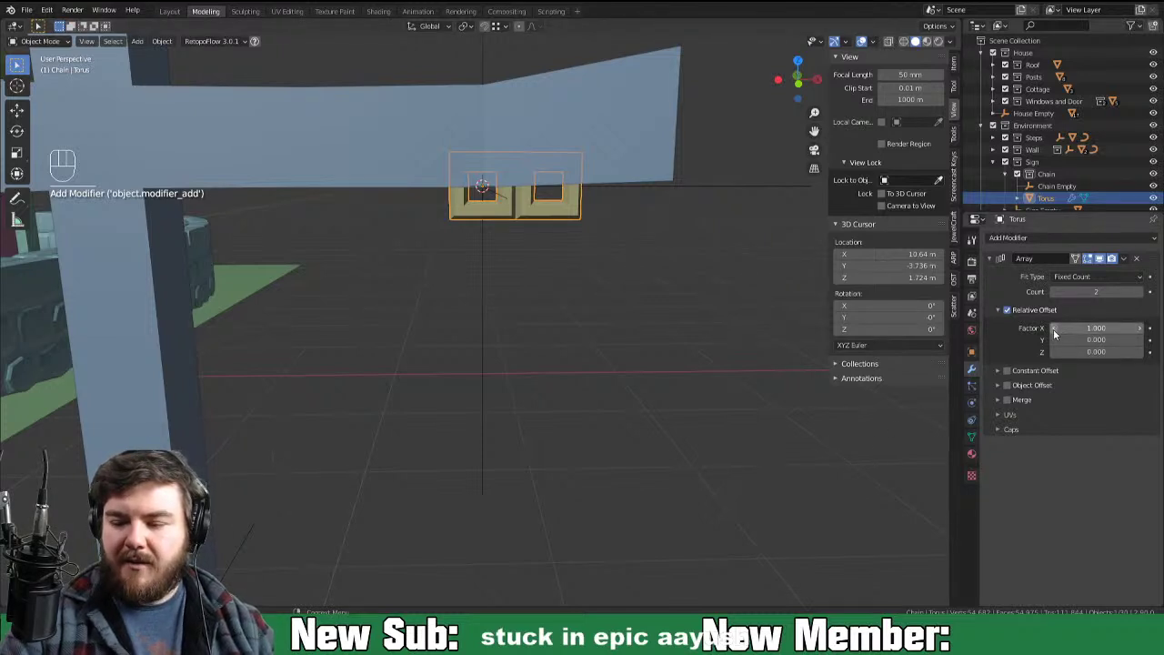
pyautogui.click(1057, 340)
pyautogui.click(1056, 340)
pyautogui.click(1057, 339)
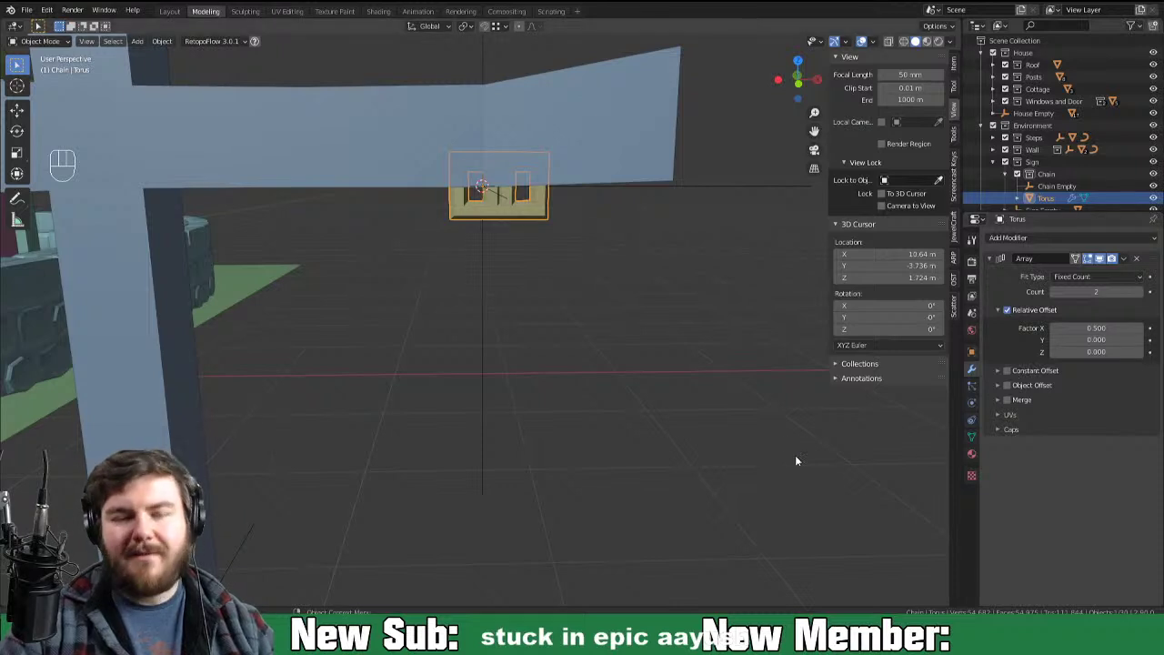
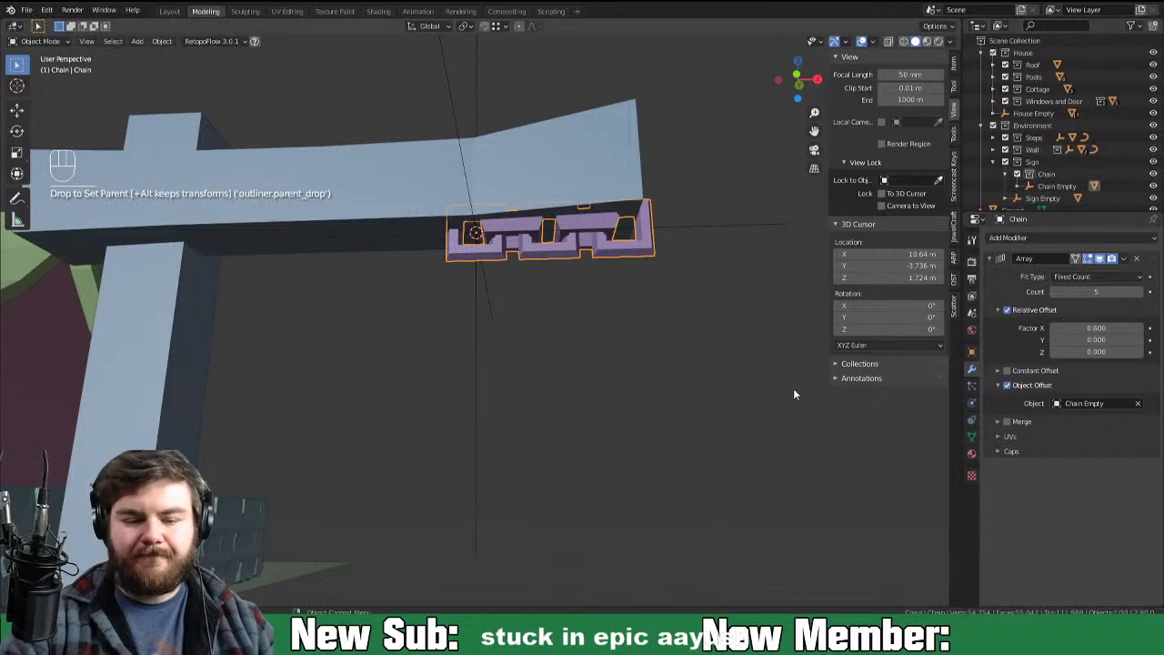
# Step: Twist alternate links by rotating the Chain Empty, forming two chains beneath the arm
pyautogui.moveTo(1039, 187); pyautogui.dragTo(1039, 190)
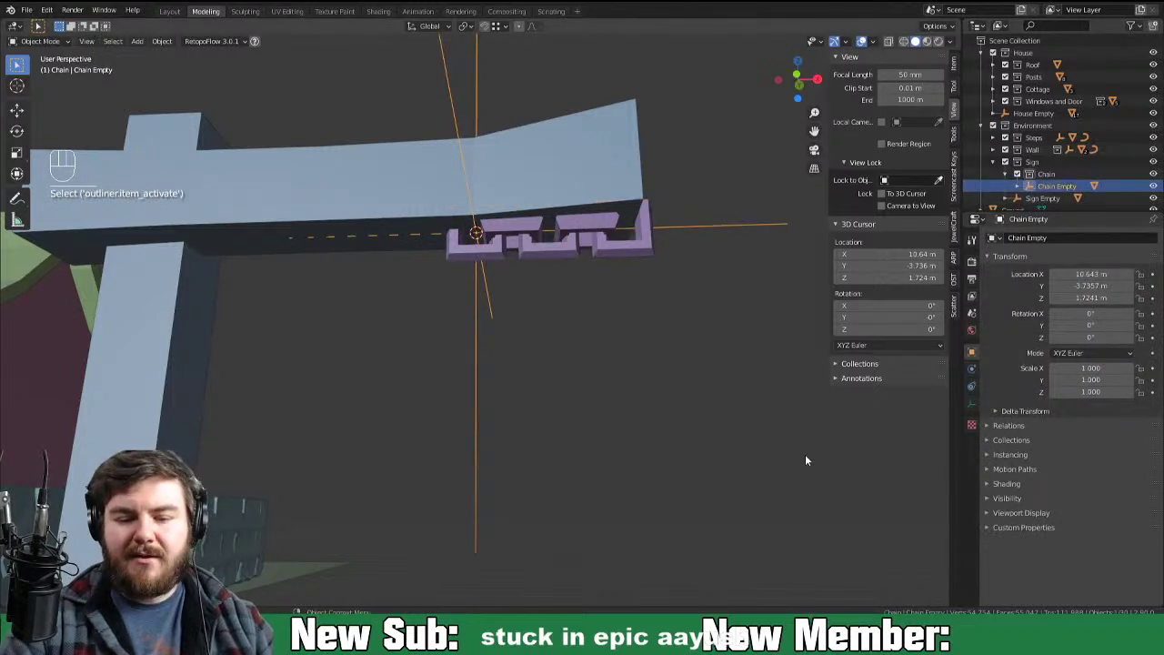
pyautogui.press('r')
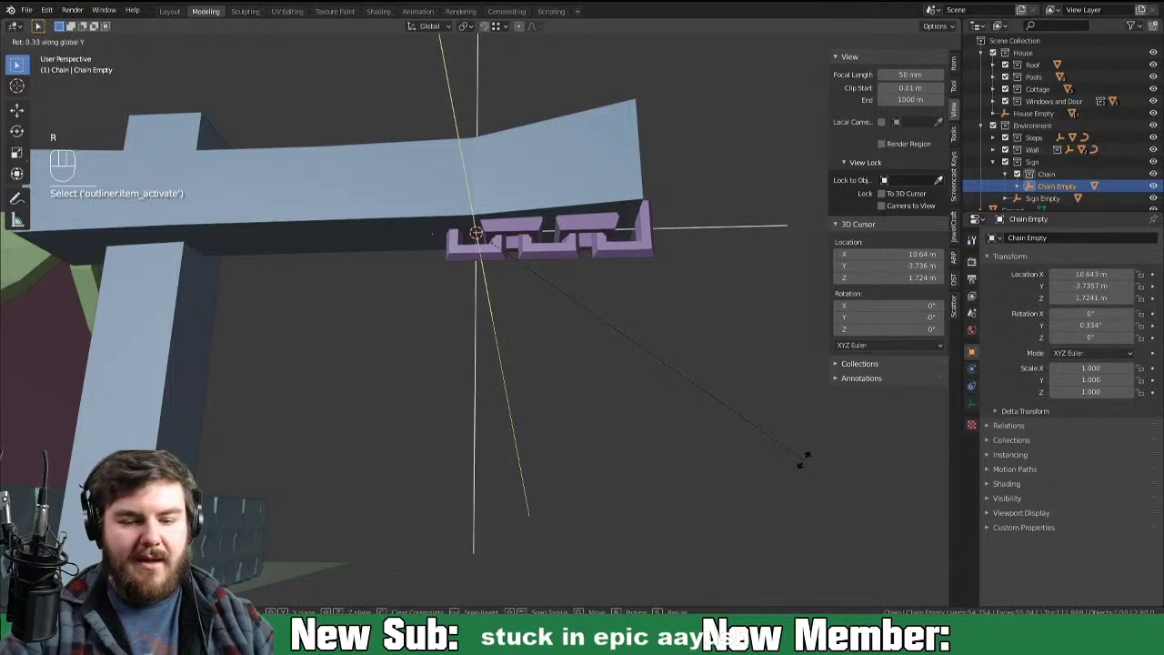
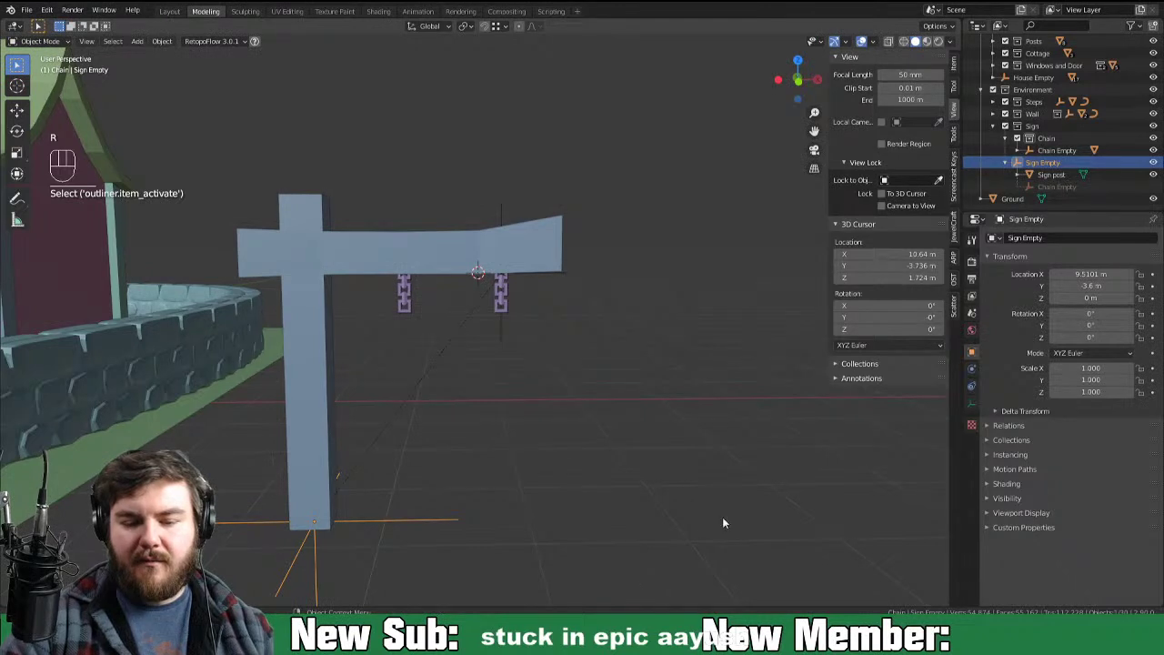
pyautogui.moveTo(558, 336); pyautogui.dragTo(594, 342)
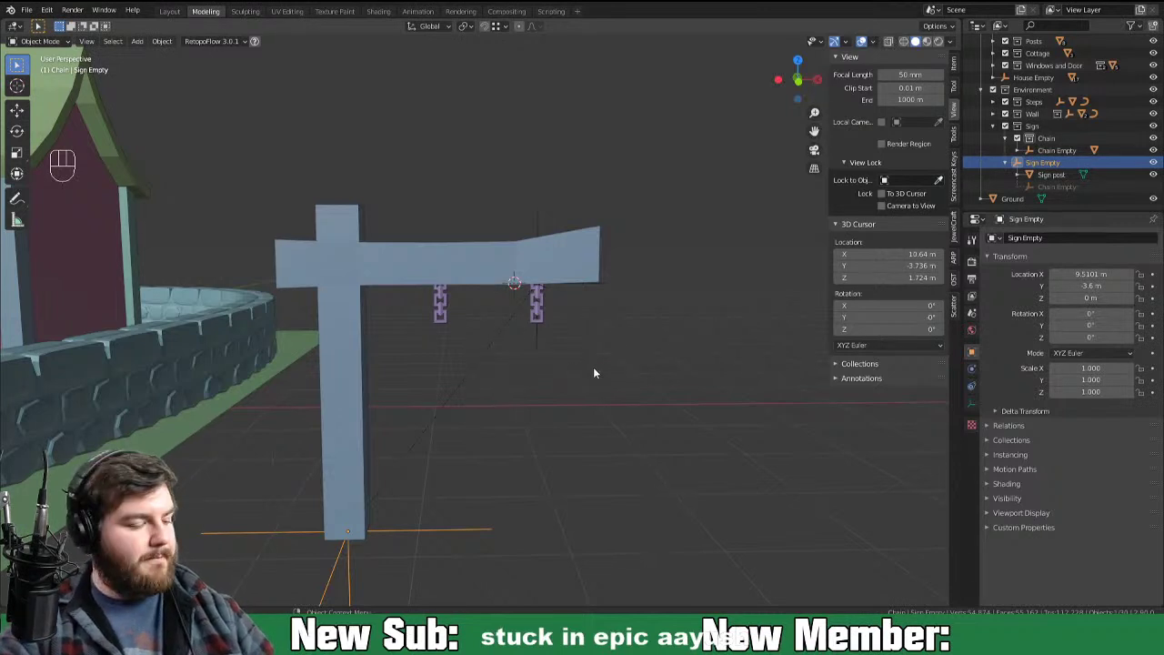
# Step: Add a small cube and centre it below the chains in front view
pyautogui.press('shift+a')
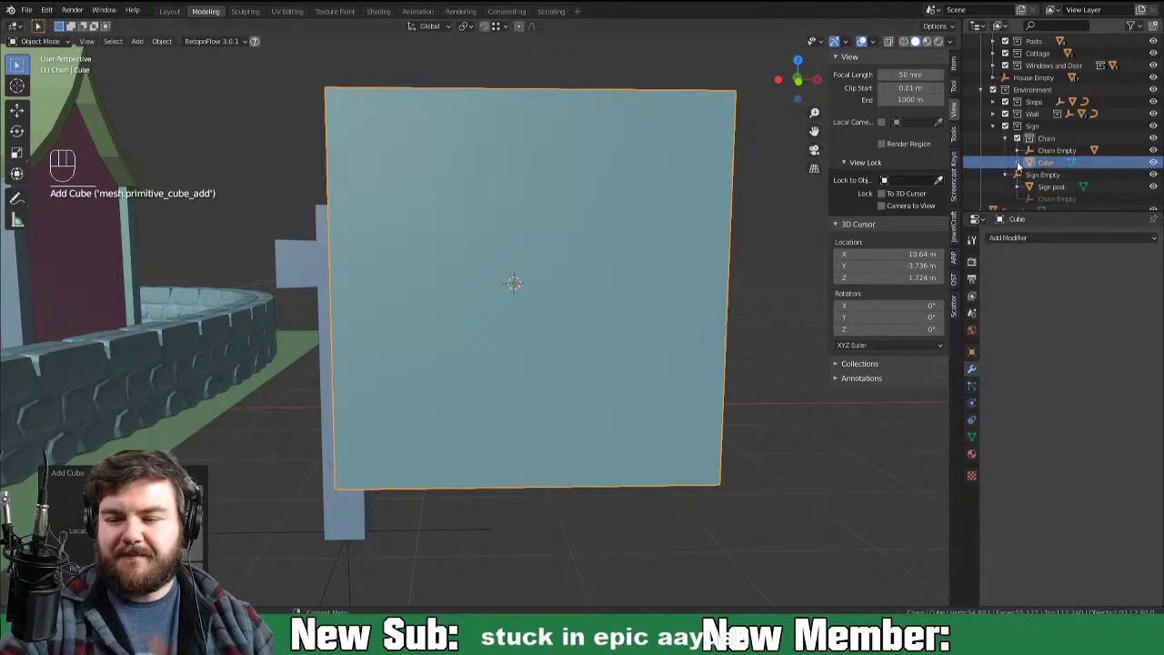
pyautogui.press('Tab')
pyautogui.press('s')
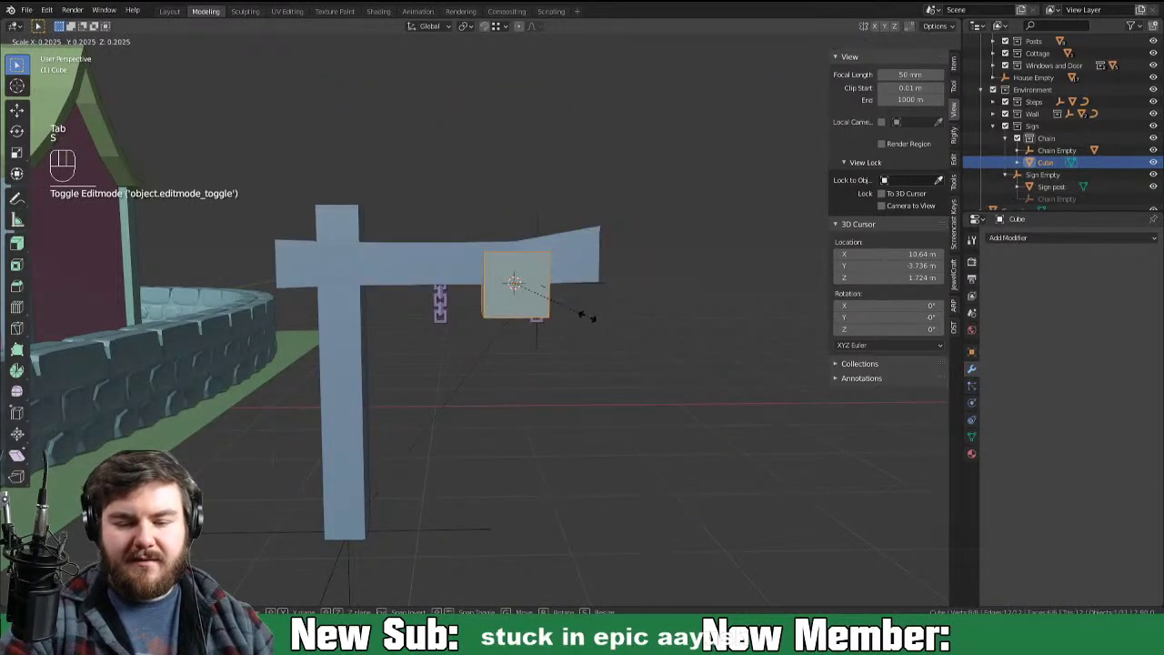
pyautogui.press('Tab')
pyautogui.press('g')
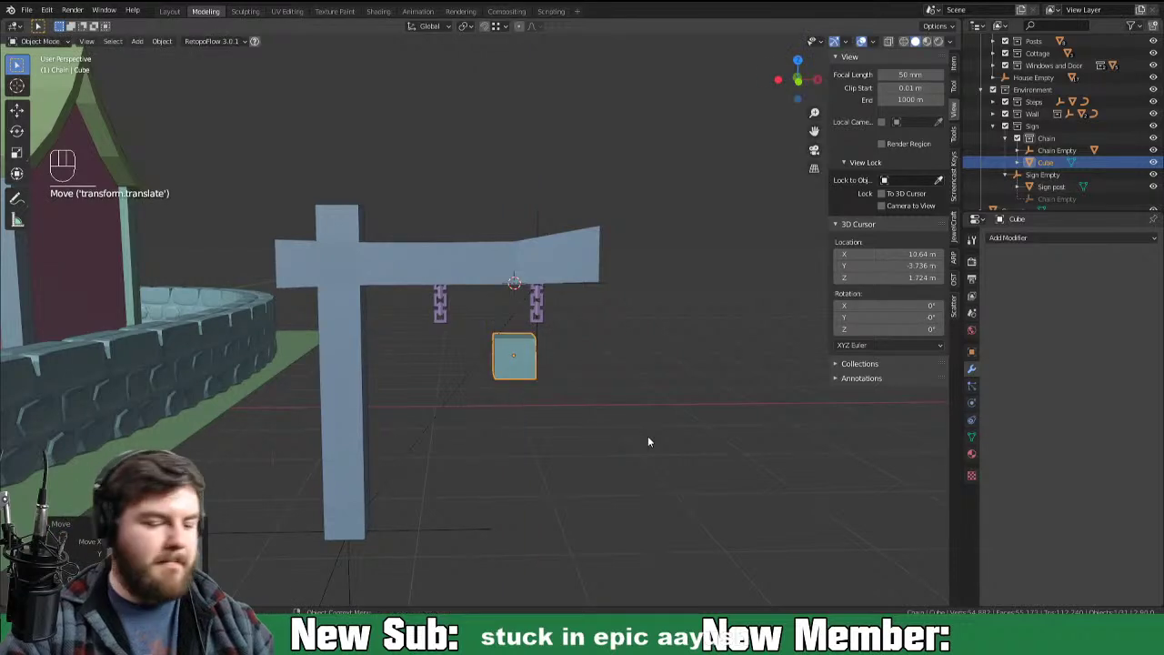
pyautogui.press('KP_1')
pyautogui.press('g')
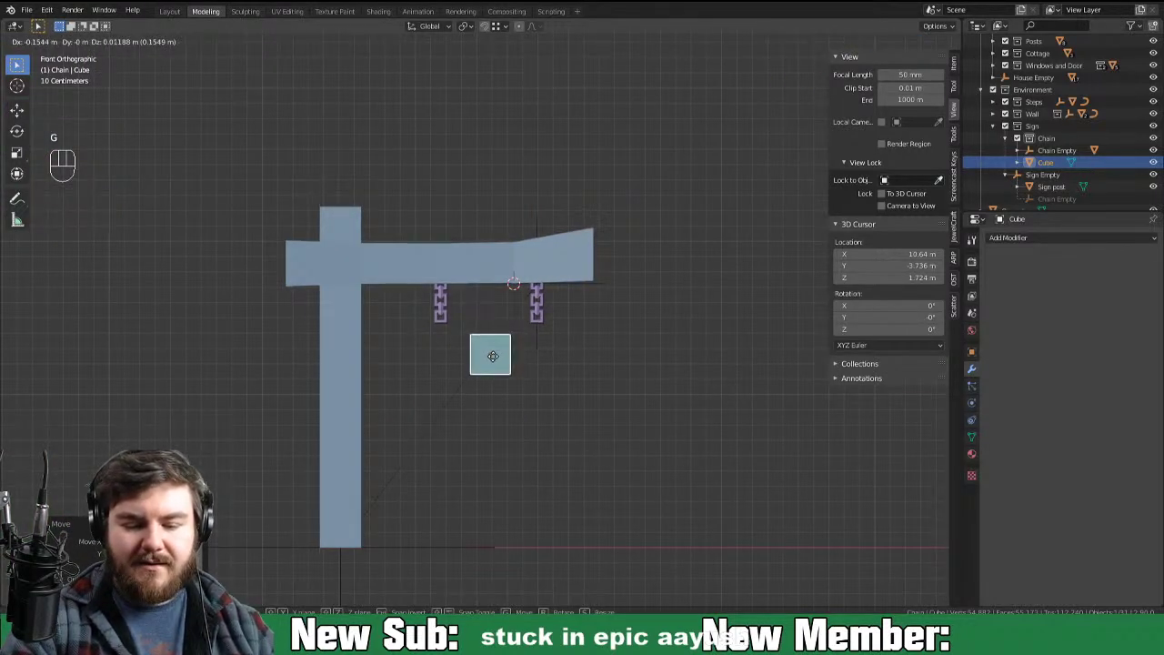
# Step: Enlarge the block to sign size, raise it to the chains and stretch it wider into a board
pyautogui.press('Tab')
pyautogui.press('s')
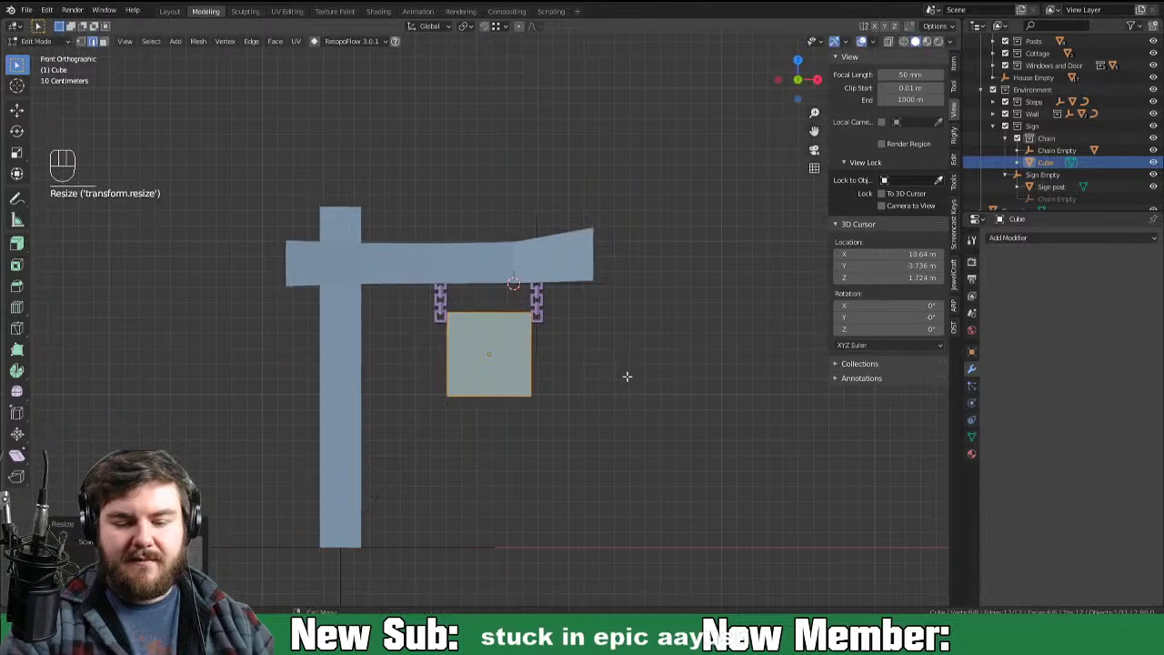
pyautogui.press('g')
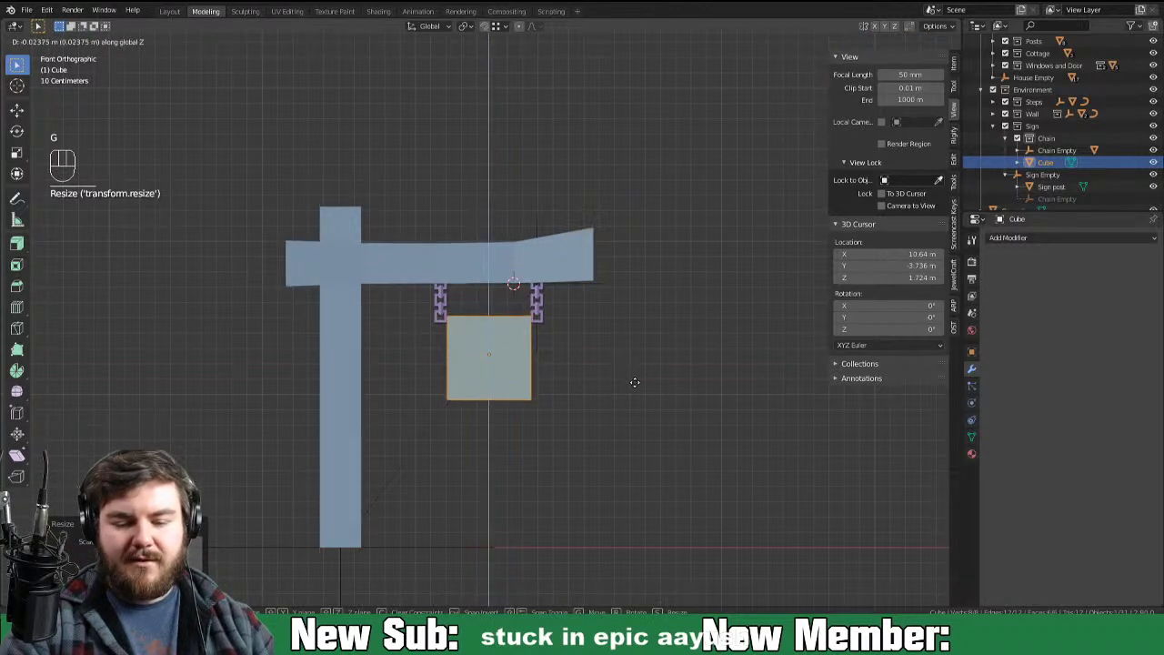
pyautogui.press('s')
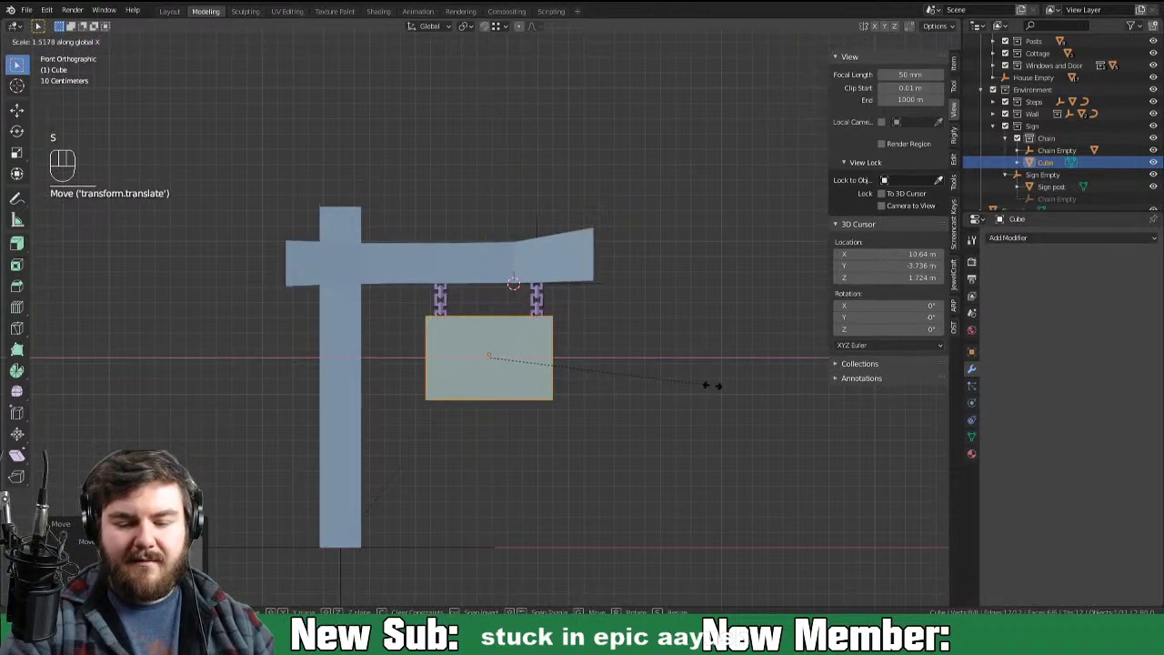
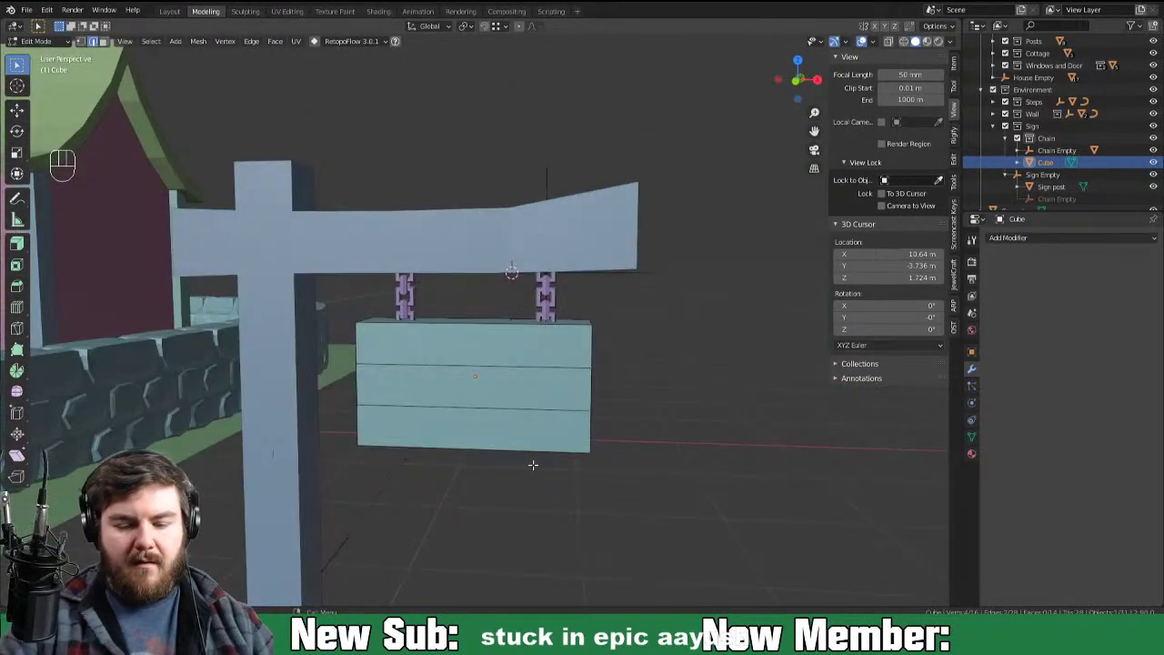
# Step: Bevel the plank seam edges into two segments and push the seam vertices inward to form V notches
pyautogui.press('ctrl+b')
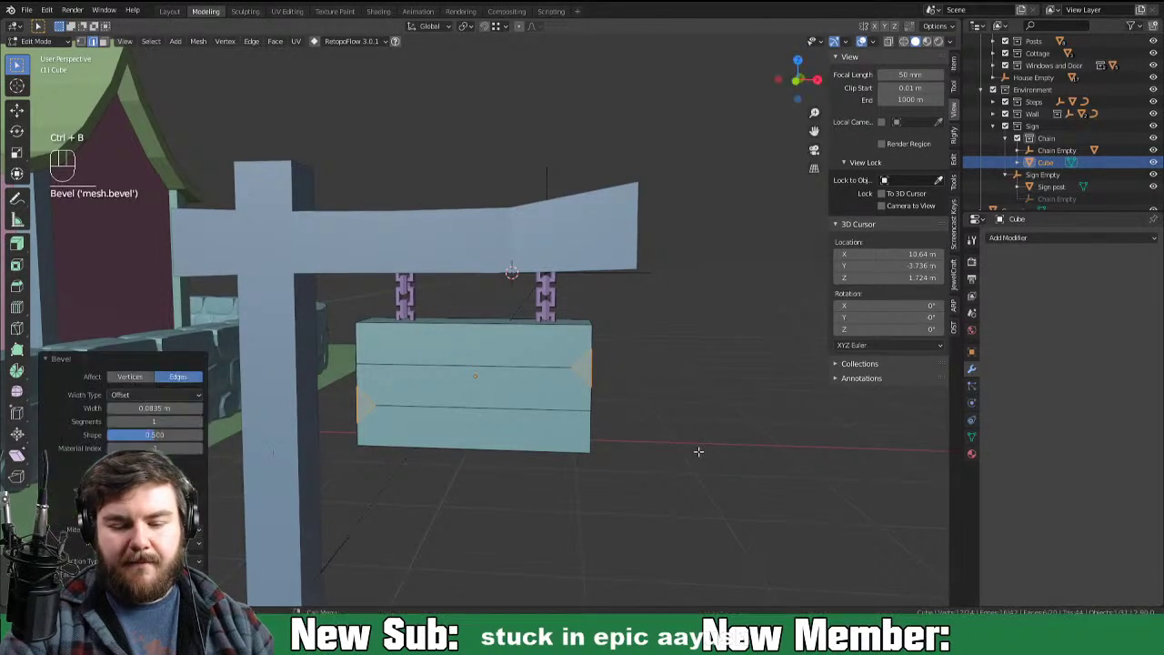
pyautogui.press('F9')
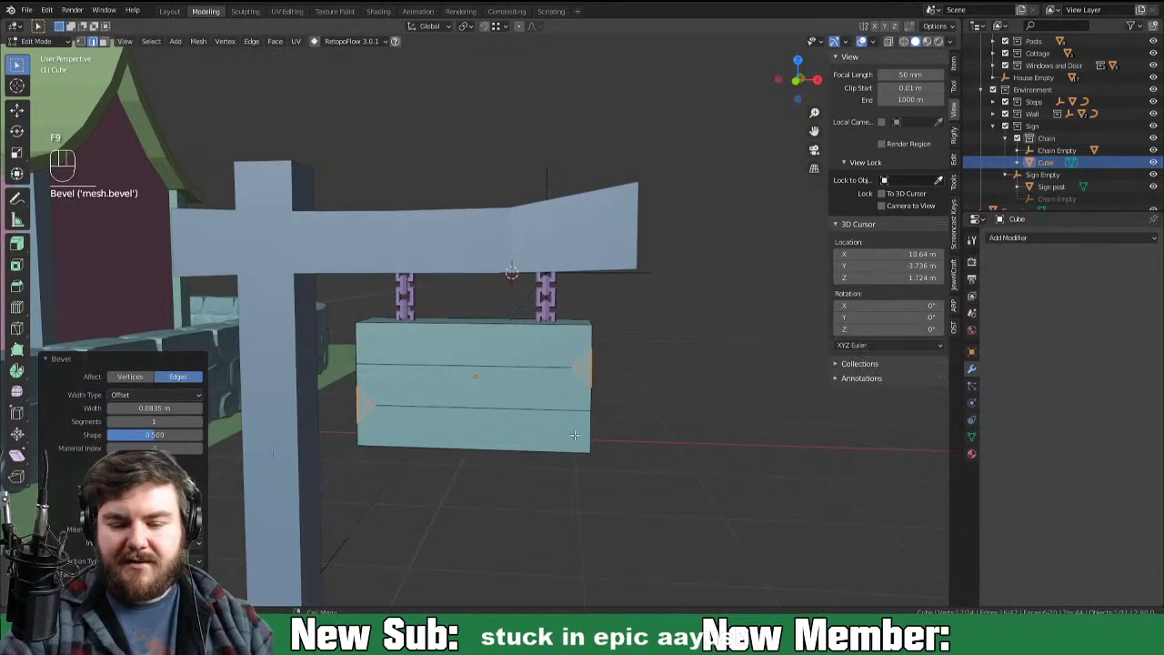
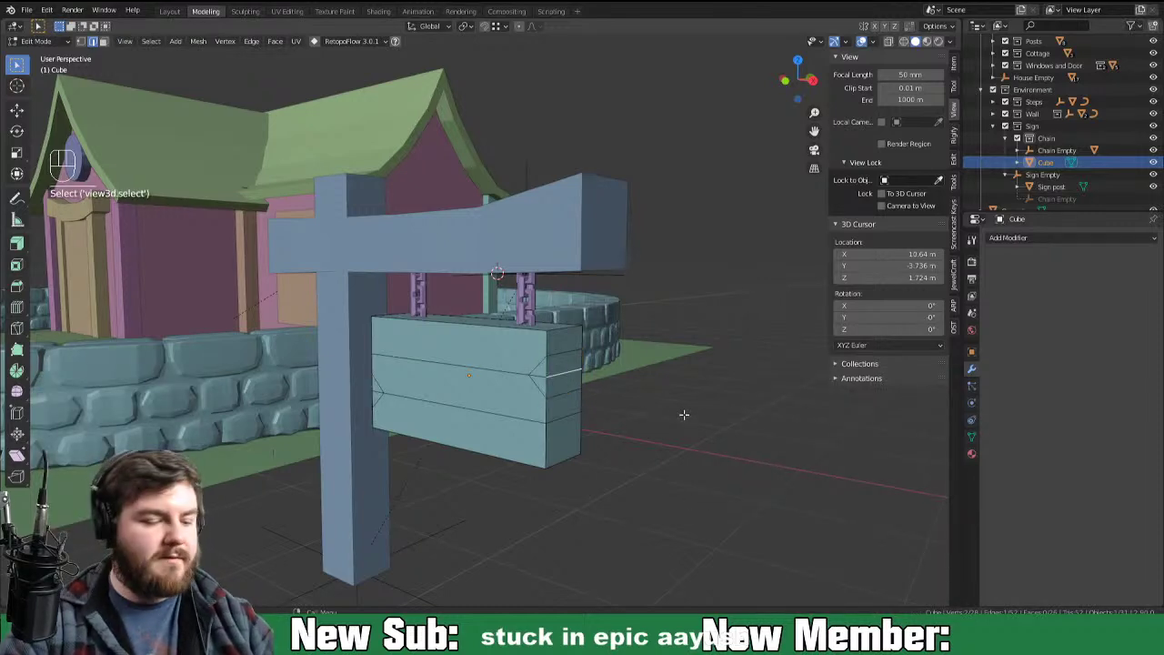
pyautogui.press('KP_1')
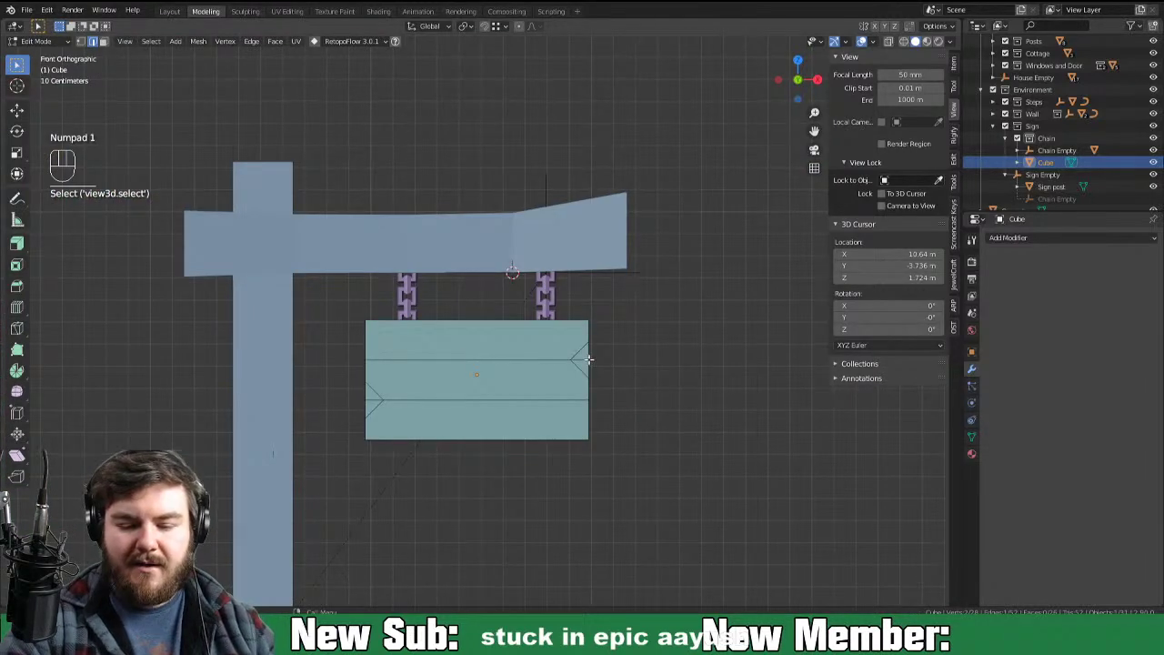
pyautogui.press('g')
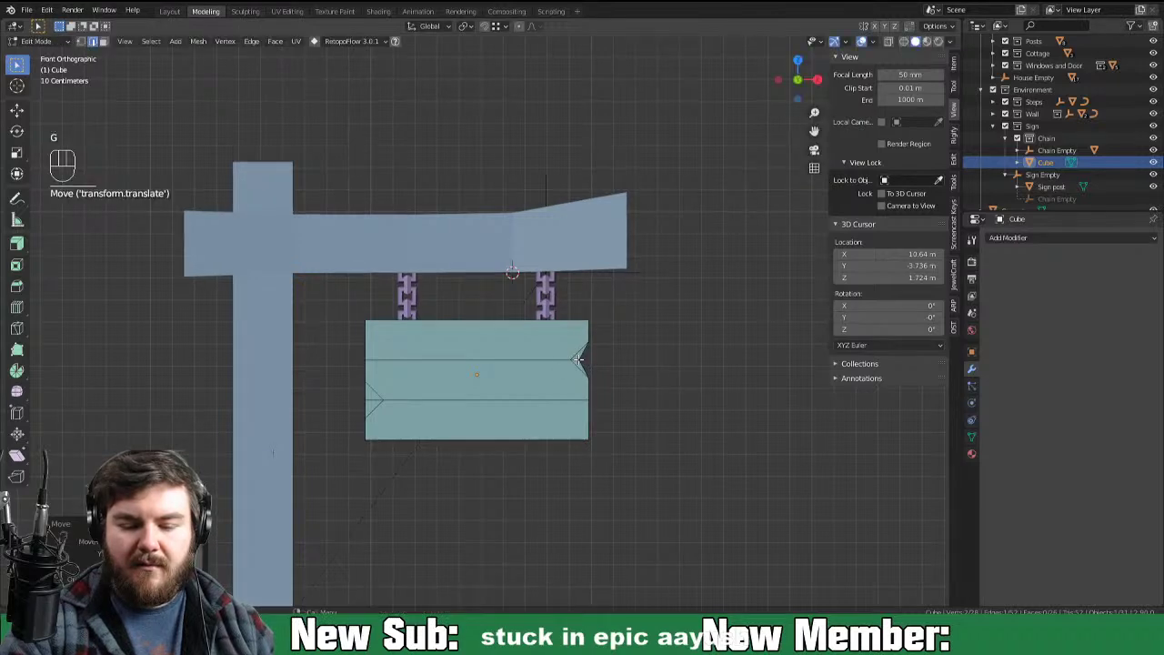
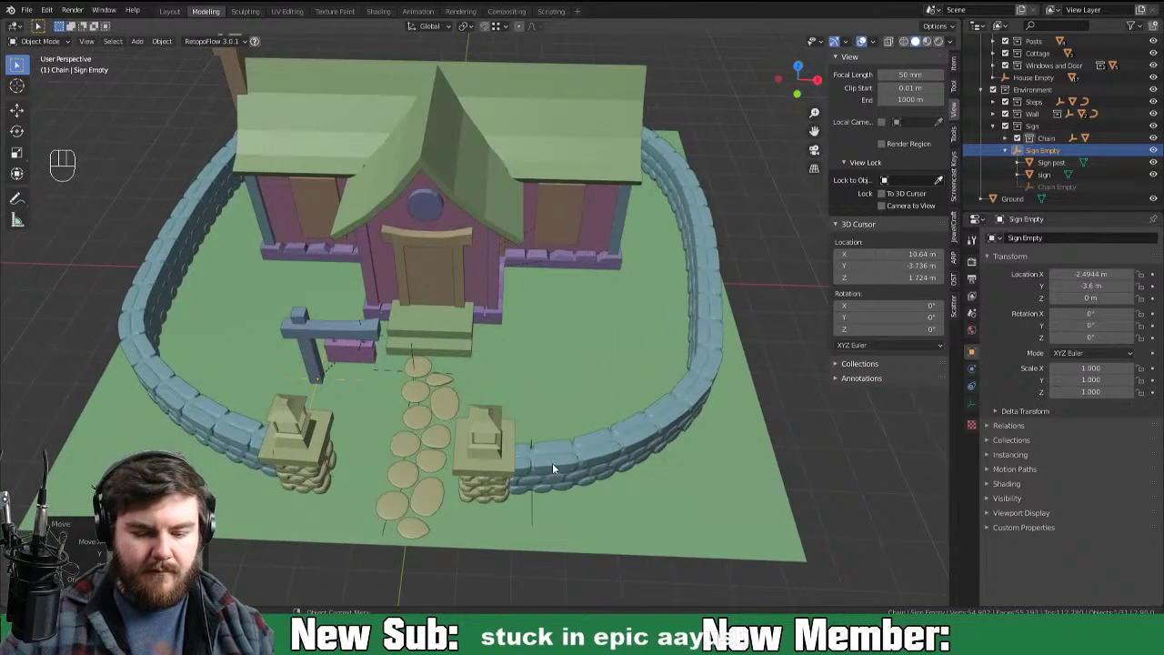
# Step: Rotate the sign slightly on Z, then scale the Ground plane up larger
pyautogui.press('r')
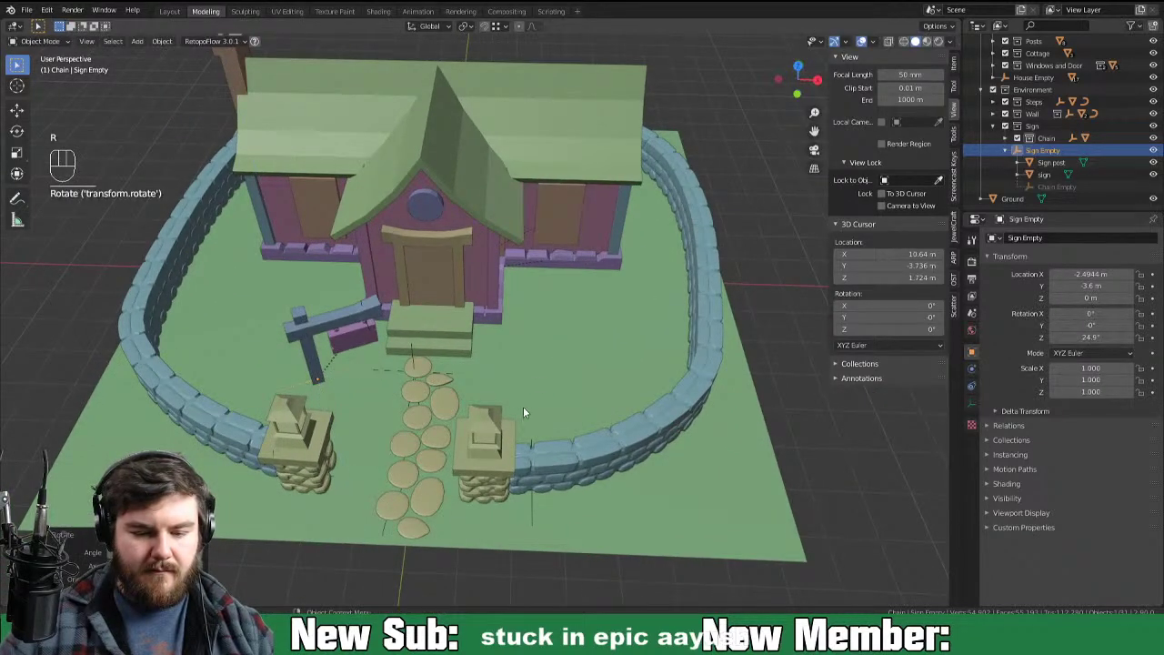
pyautogui.moveTo(530, 403); pyautogui.dragTo(516, 378)
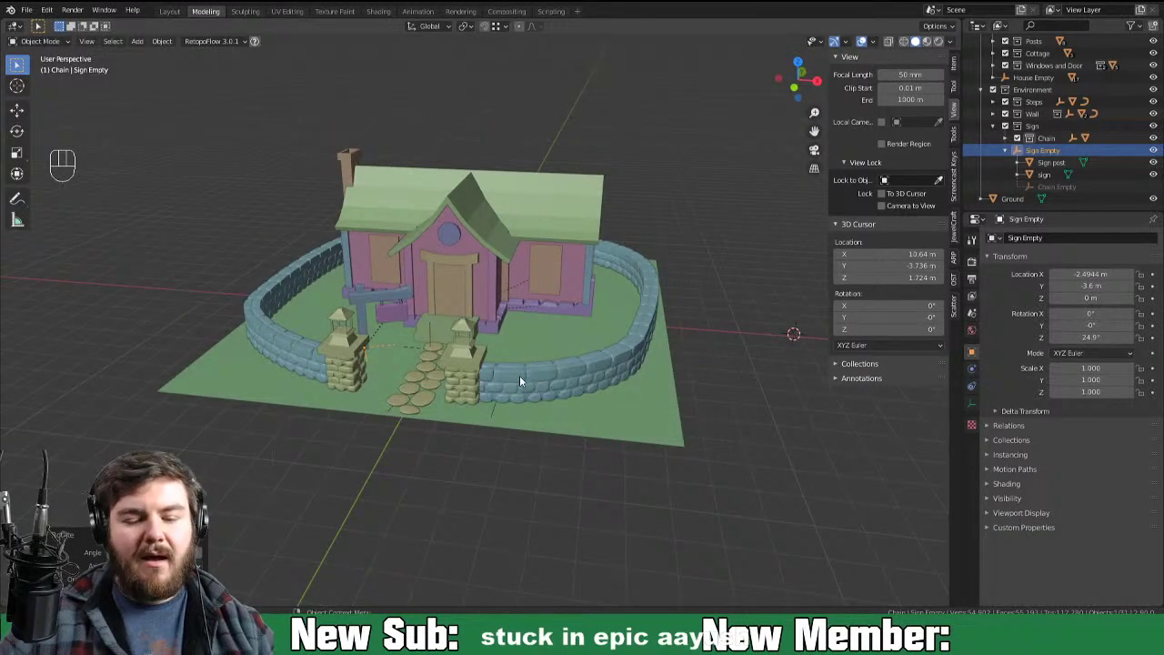
pyautogui.click(574, 428)
pyautogui.moveTo(738, 420); pyautogui.dragTo(643, 463)
pyautogui.moveTo(668, 455); pyautogui.dragTo(762, 437)
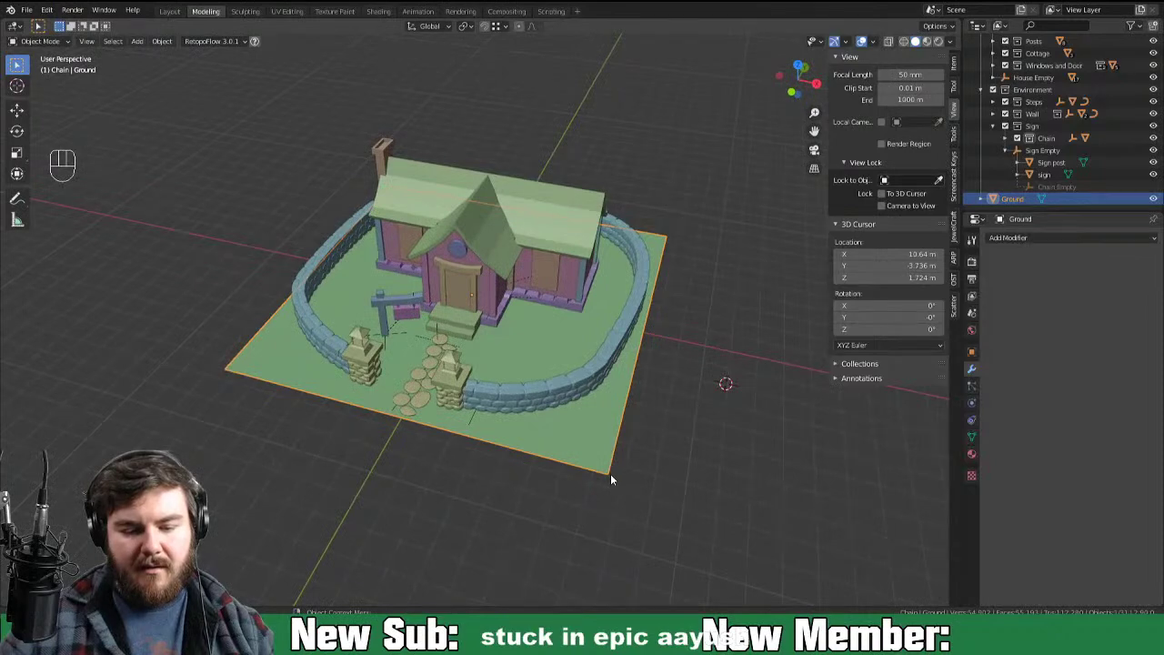
pyautogui.middleClick(583, 460)
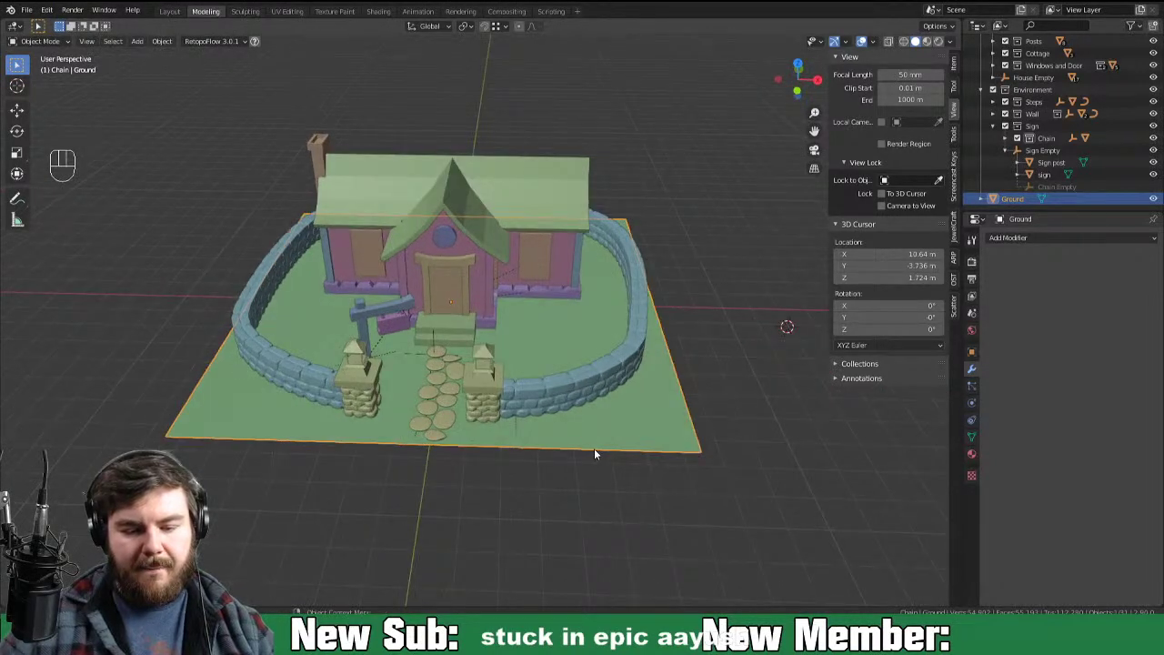
pyautogui.press('s')
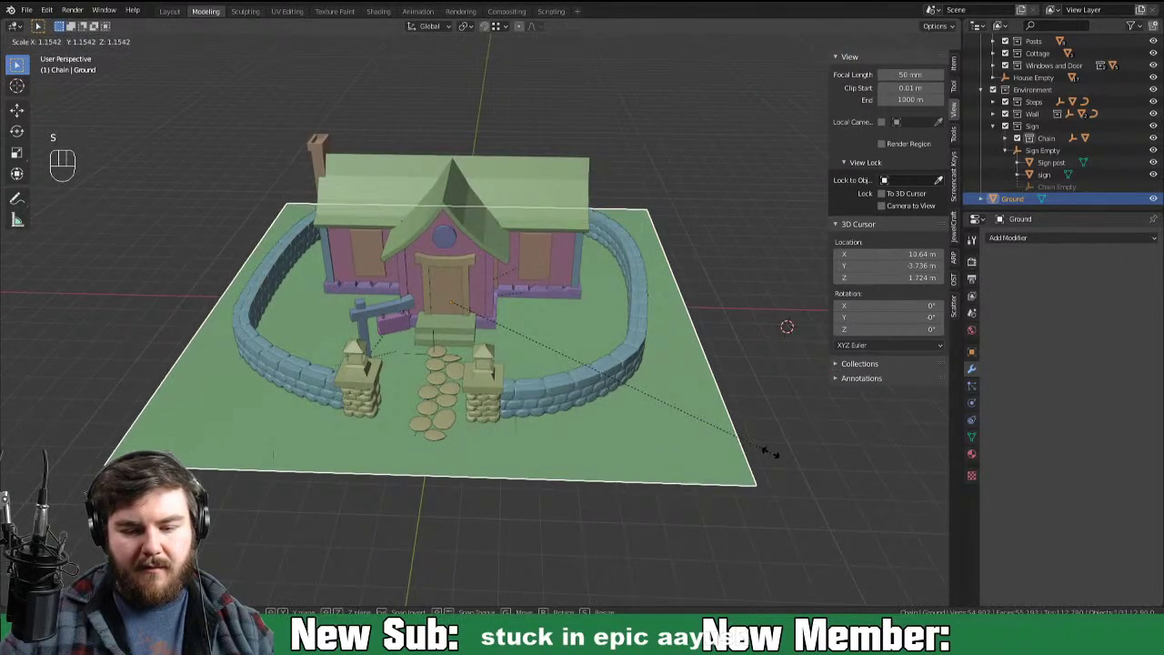
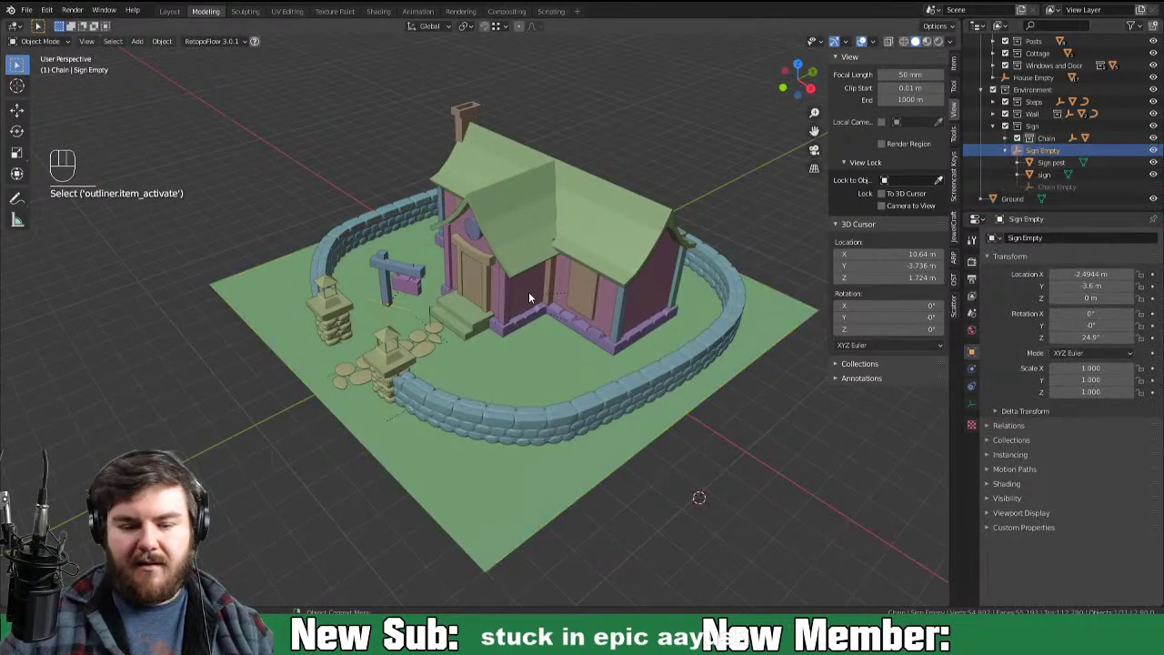
# Step: Move the Sign Empty beside the right gate pillar, turned about -2° on Z, and save
pyautogui.press('g')
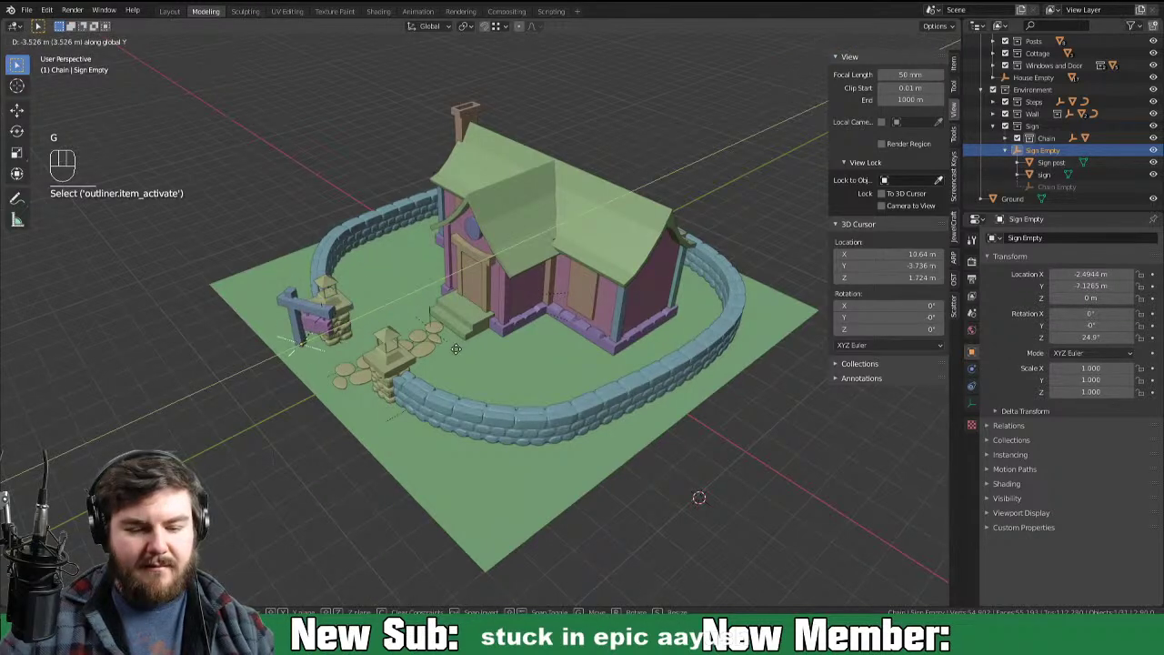
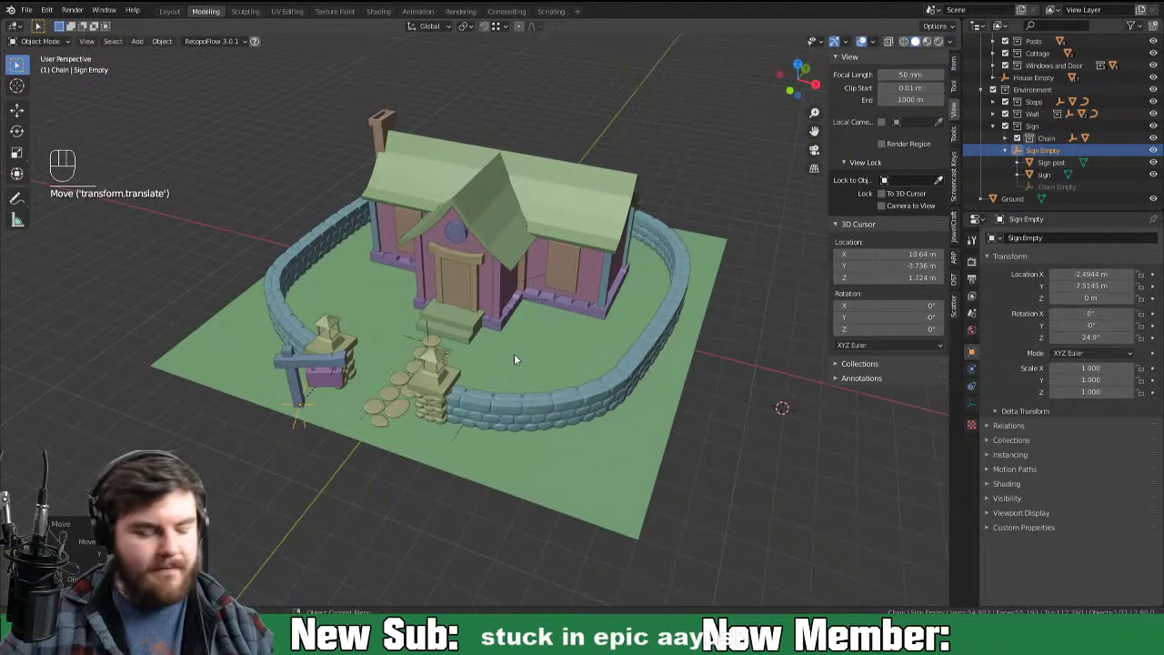
pyautogui.press('g')
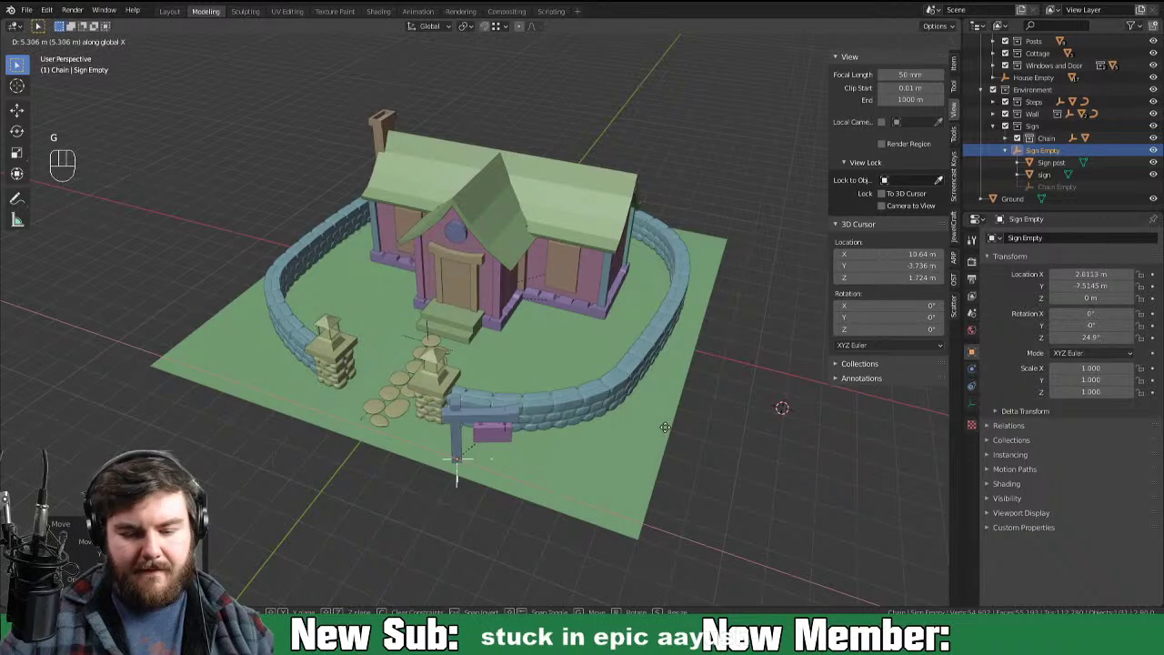
pyautogui.press('r')
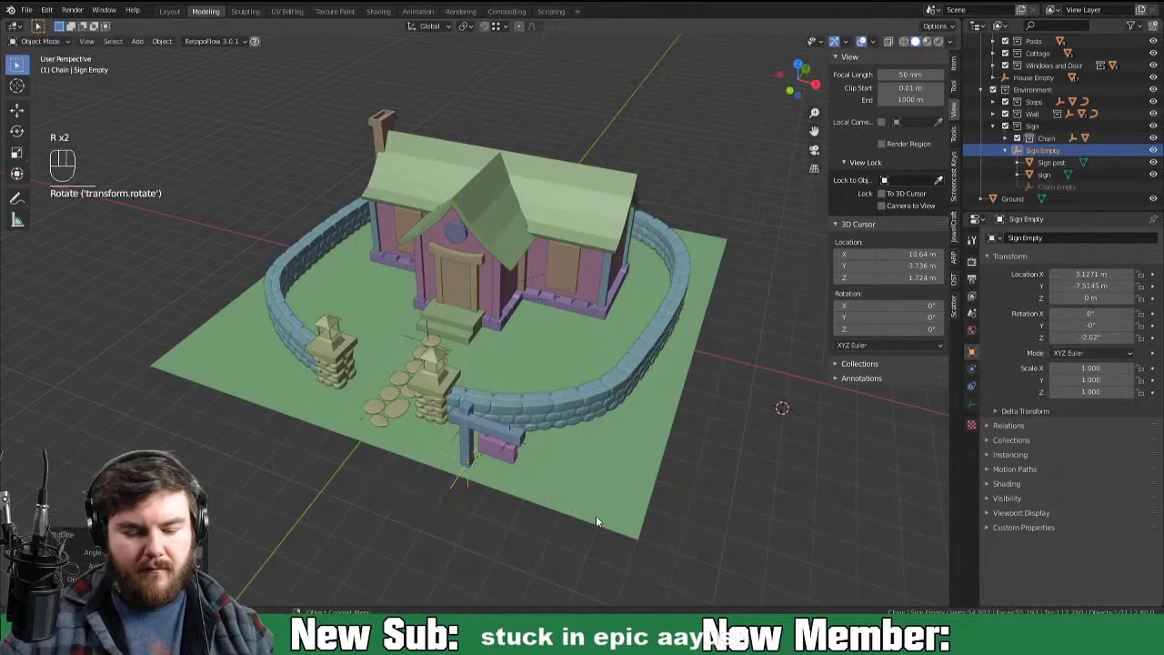
pyautogui.press('g')
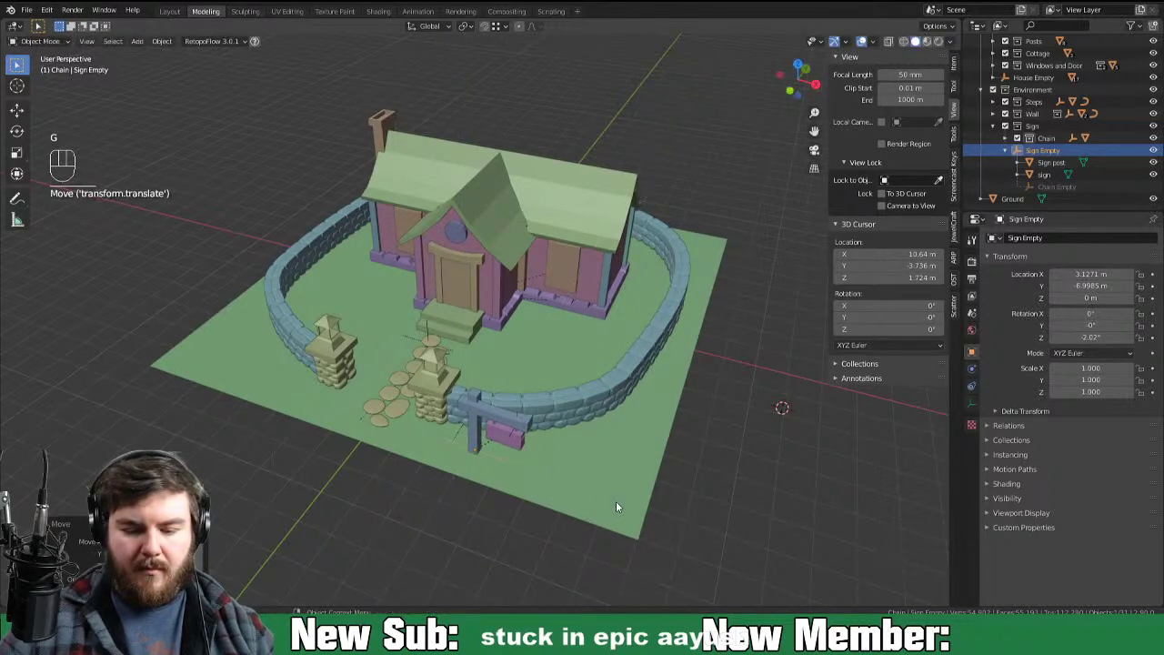
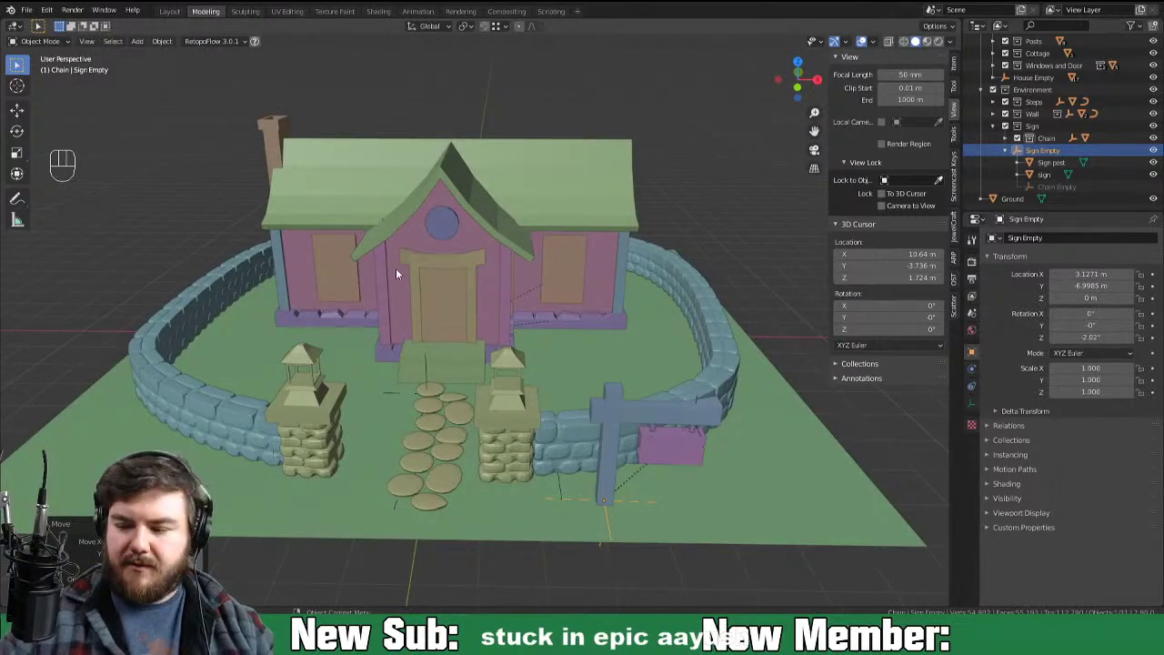
pyautogui.press('ctrl+s')
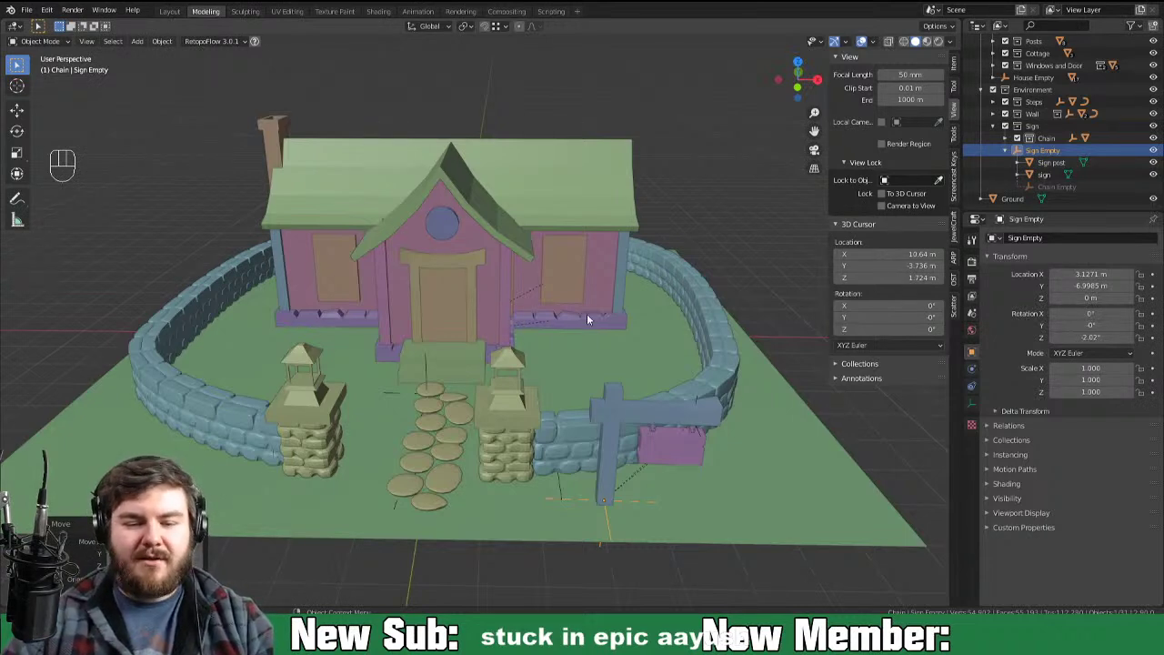
# Step: Select the Roof and orbit around it to inspect it from above
pyautogui.moveTo(592, 314); pyautogui.dragTo(589, 308)
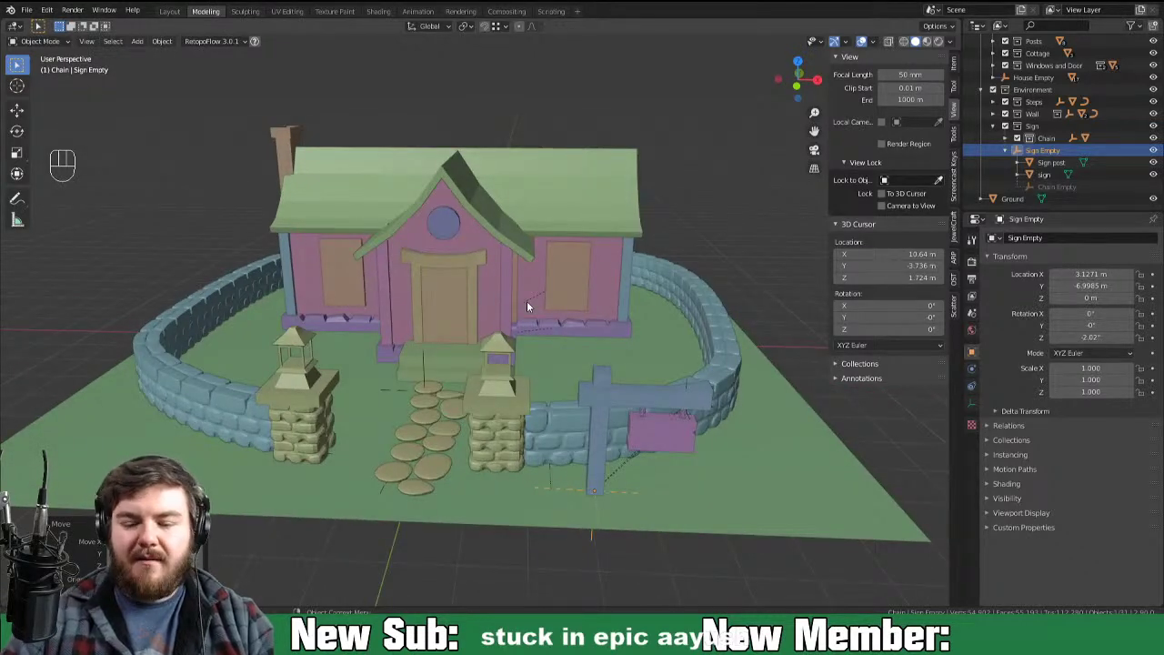
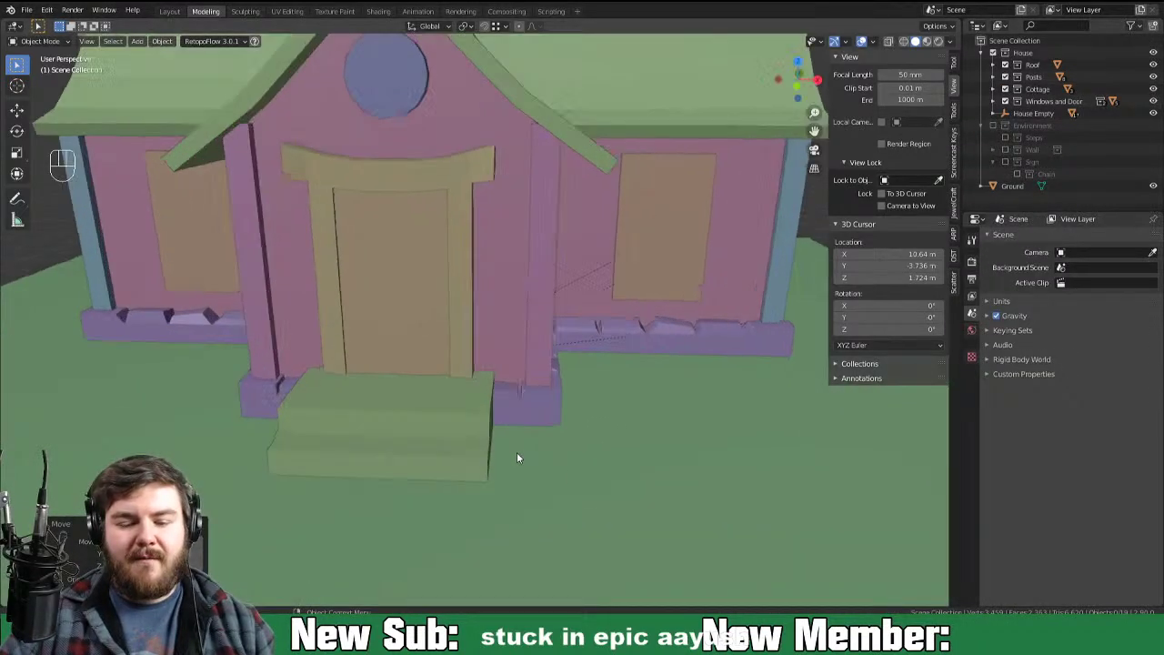
pyautogui.moveTo(410, 281); pyautogui.dragTo(441, 423)
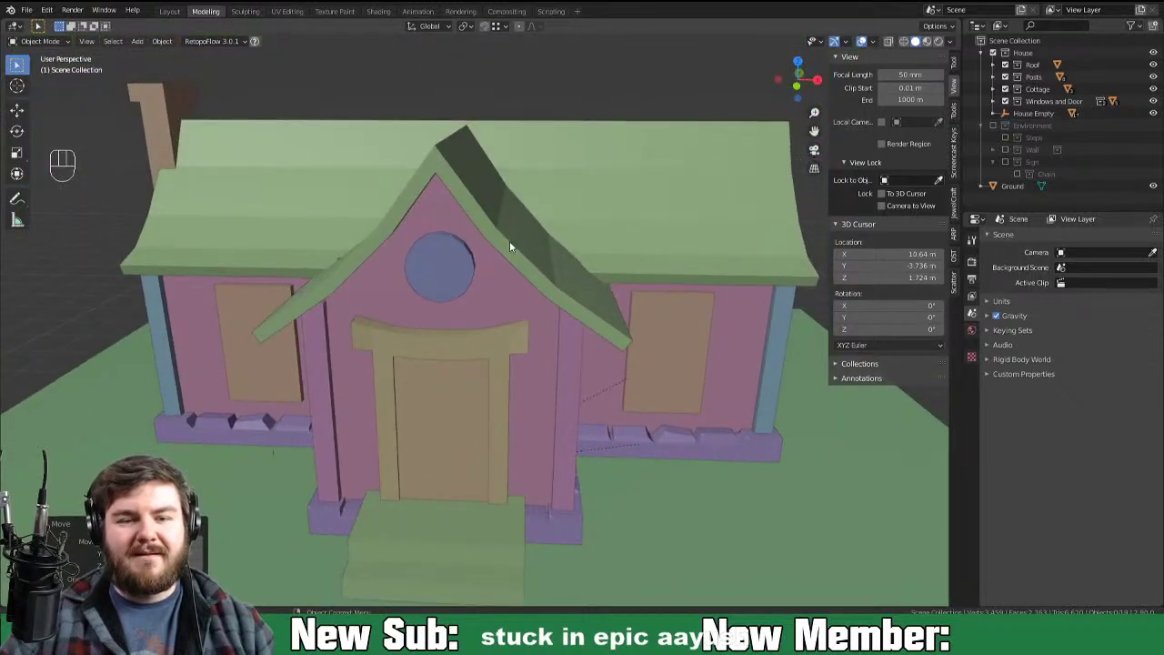
pyautogui.click(512, 251)
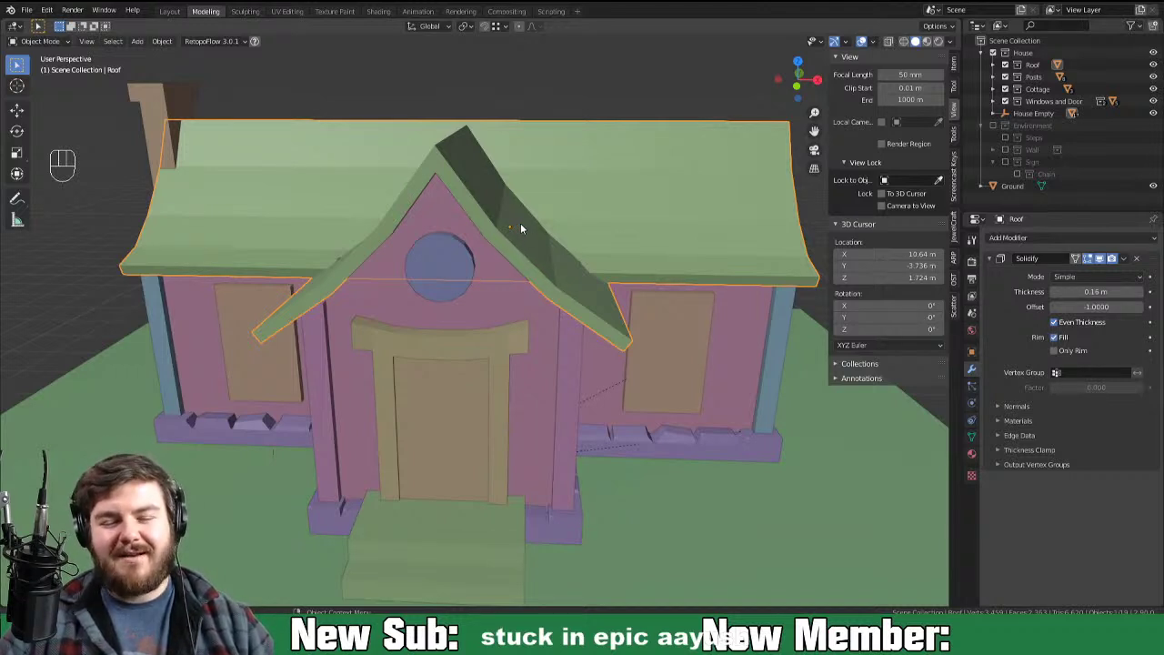
pyautogui.moveTo(565, 236); pyautogui.dragTo(481, 256)
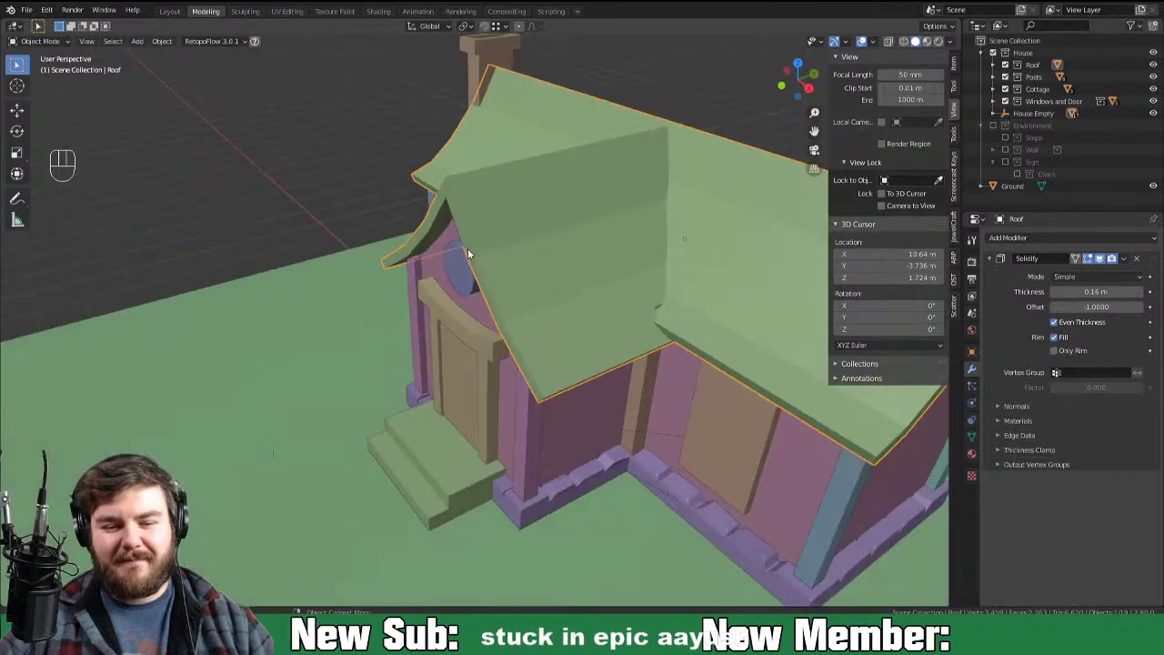
pyautogui.moveTo(461, 274); pyautogui.dragTo(308, 341)
pyautogui.moveTo(334, 370); pyautogui.dragTo(405, 365)
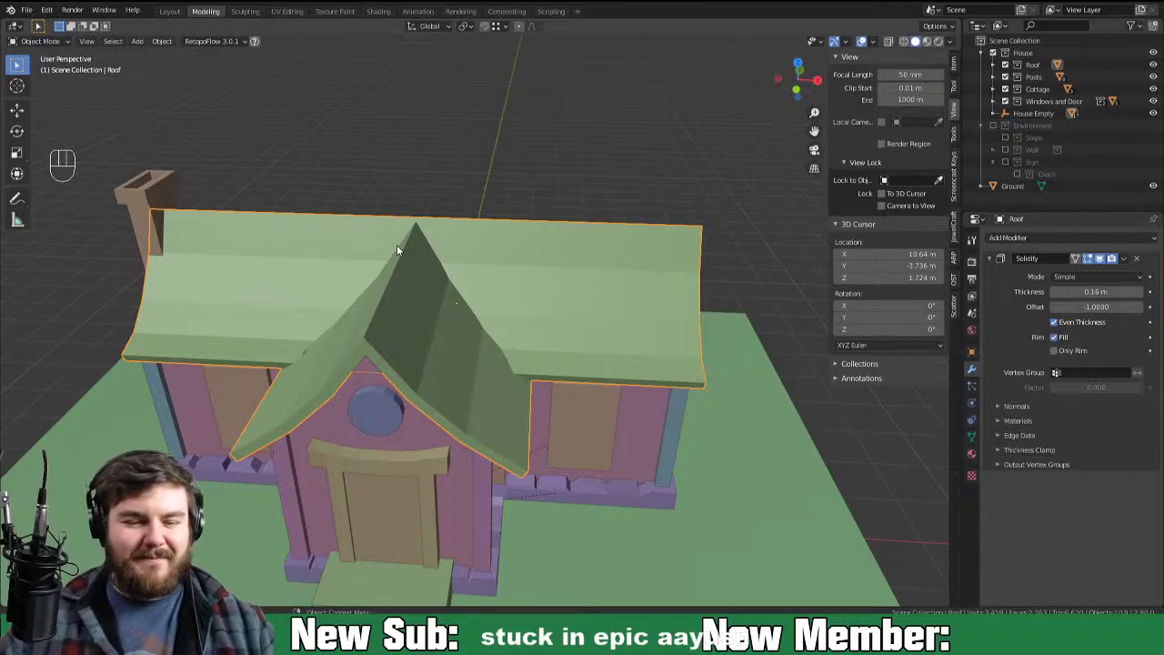
pyautogui.moveTo(414, 254); pyautogui.dragTo(439, 257)
# Step: Snap the 3D cursor to the roof's front ridge vertex in Edit Mode and return to Object Mode
pyautogui.press('Tab')
pyautogui.press('2')
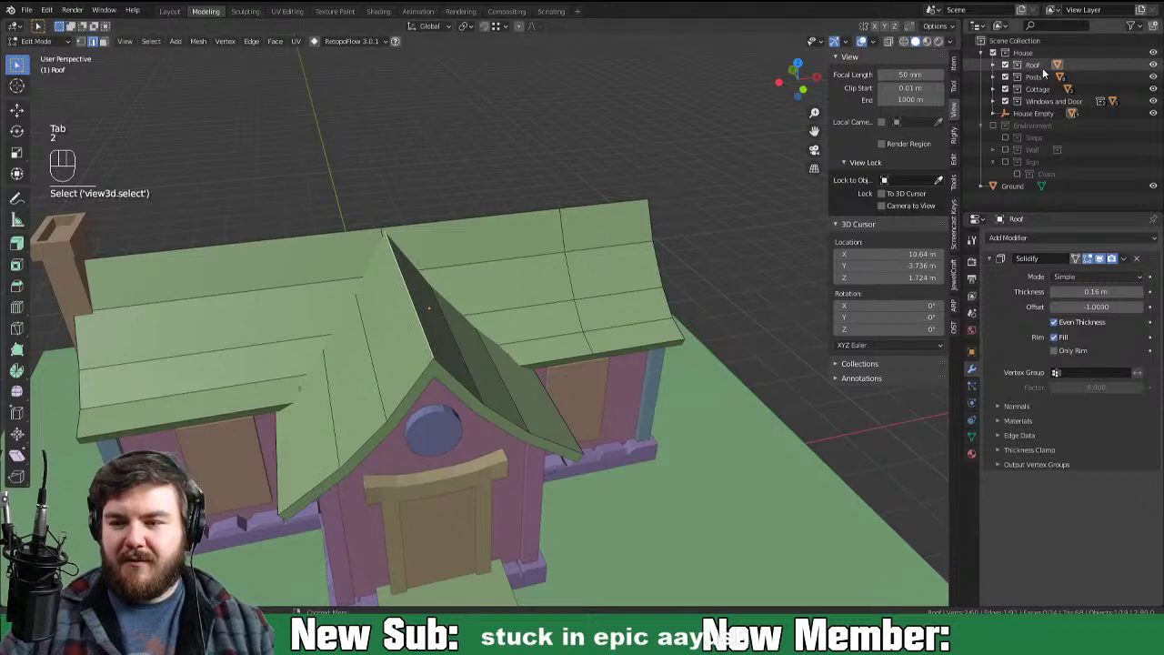
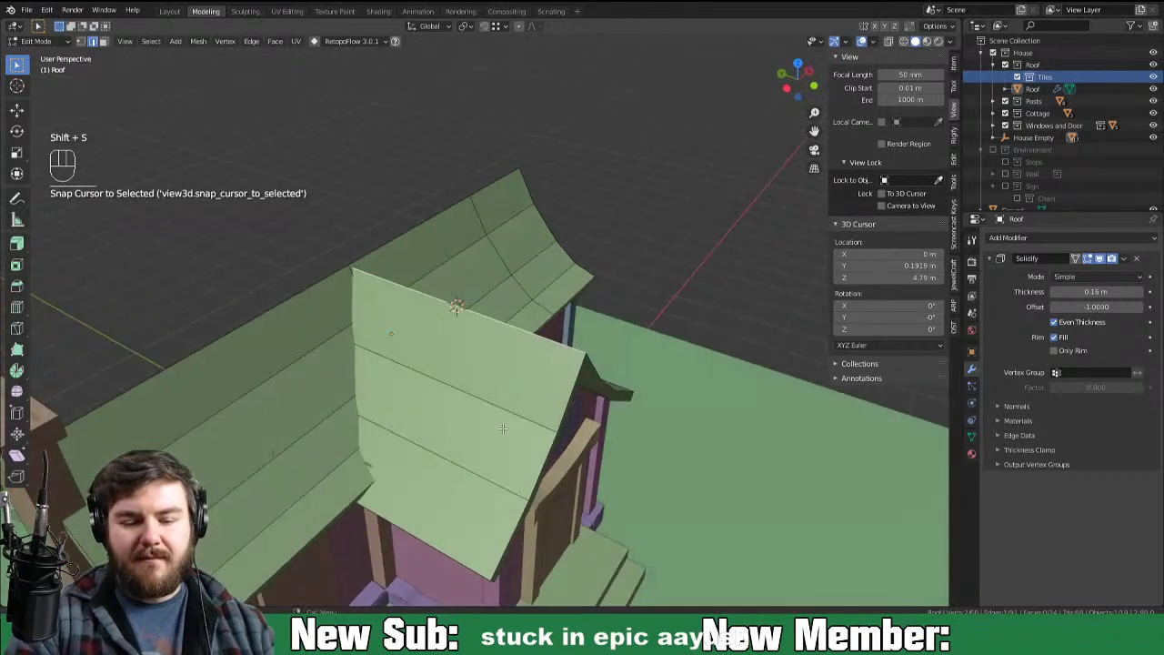
pyautogui.press('Tab')
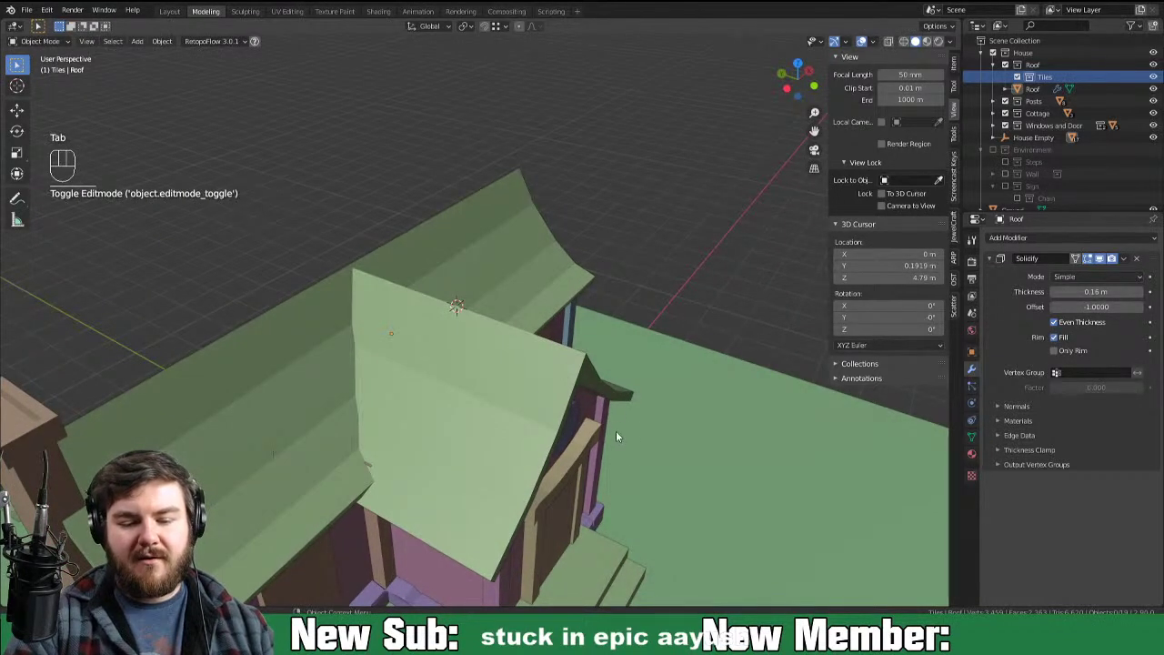
pyautogui.press('shift+a')
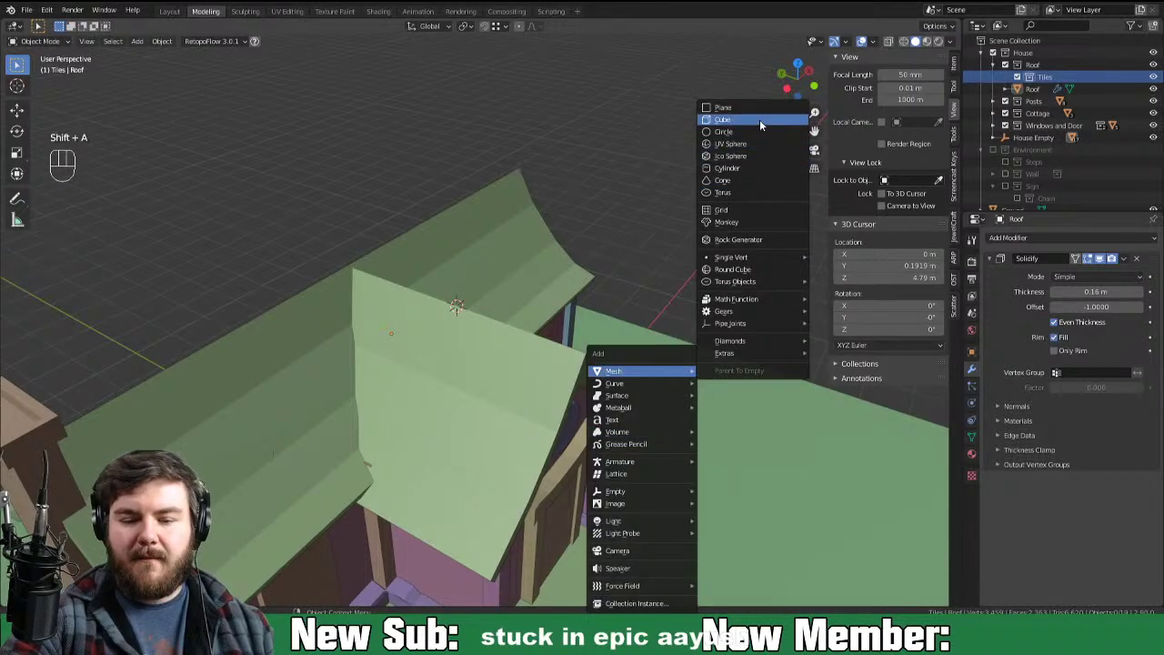
# Step: Add a cube at the roof peak and scale it into a thin beam along the front gable ridge
pyautogui.middleClick(779, 422)
pyautogui.press('s')
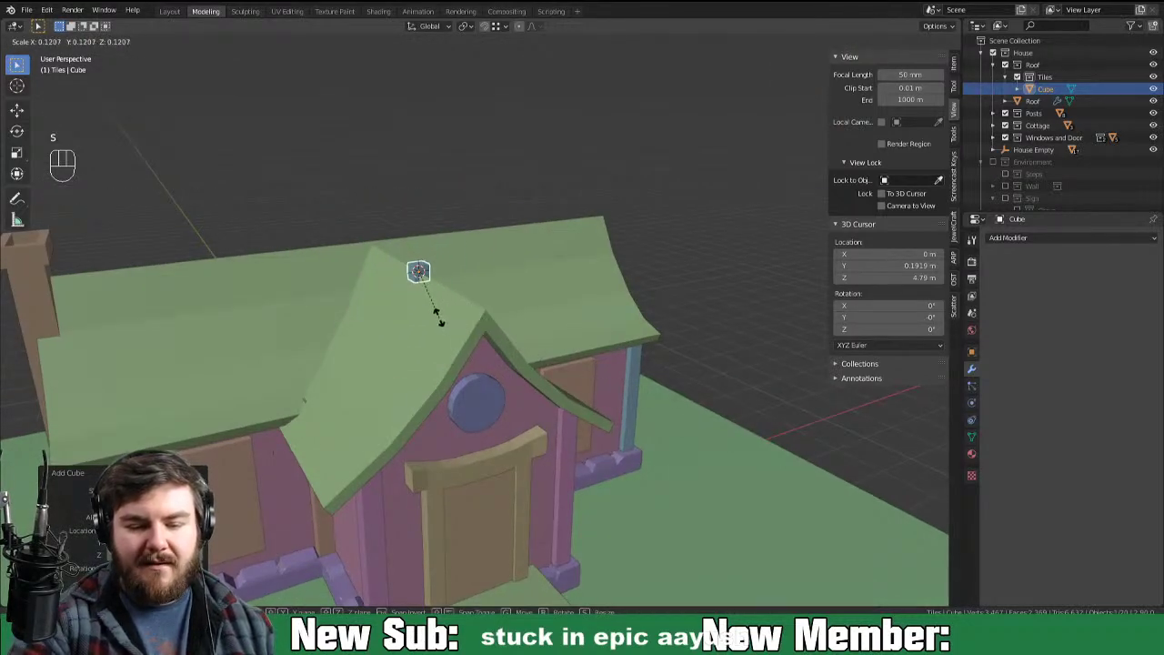
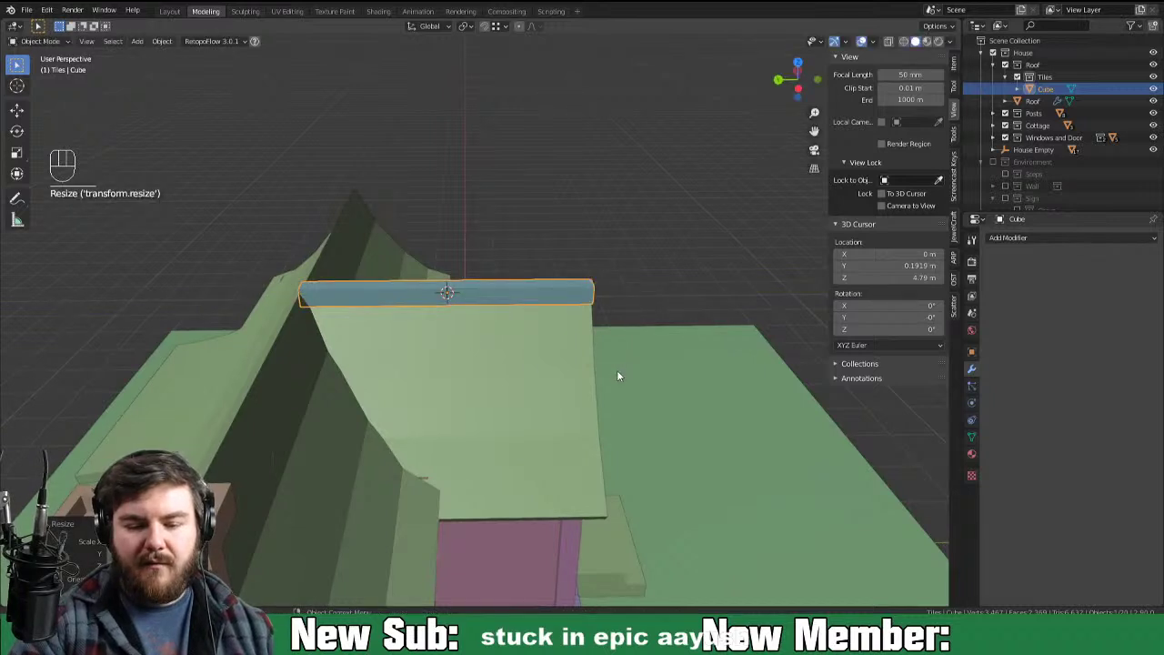
pyautogui.press('g')
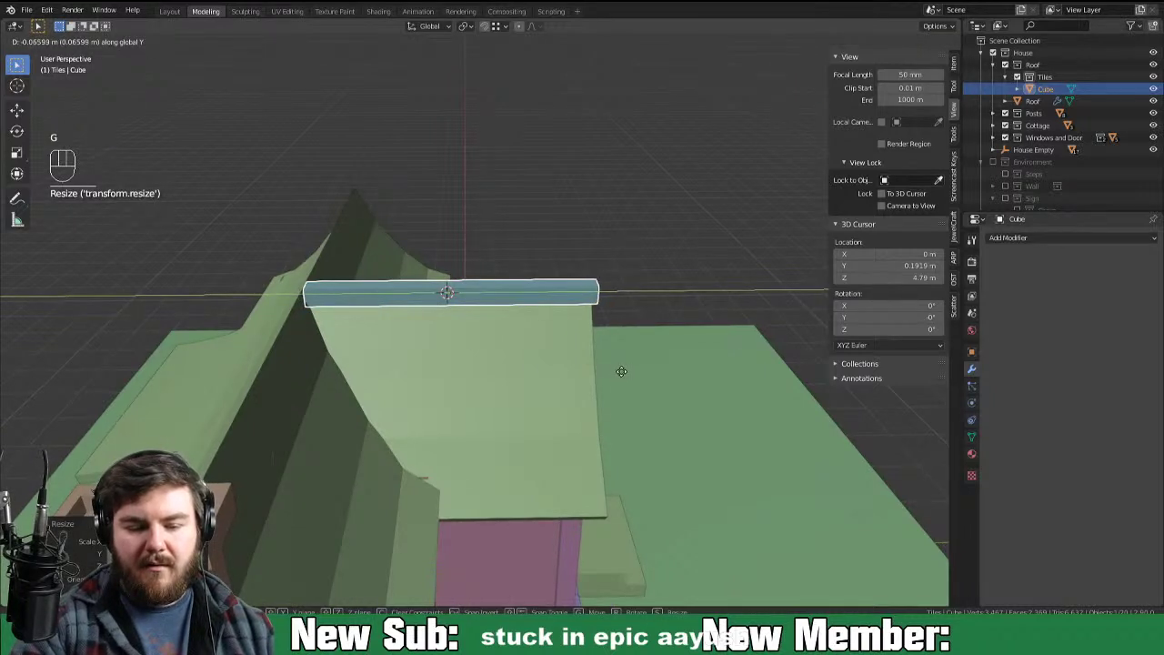
pyautogui.moveTo(750, 419); pyautogui.dragTo(731, 421)
# Step: Cut loop edges across the beam's length and leave Edit Mode
pyautogui.press('Tab')
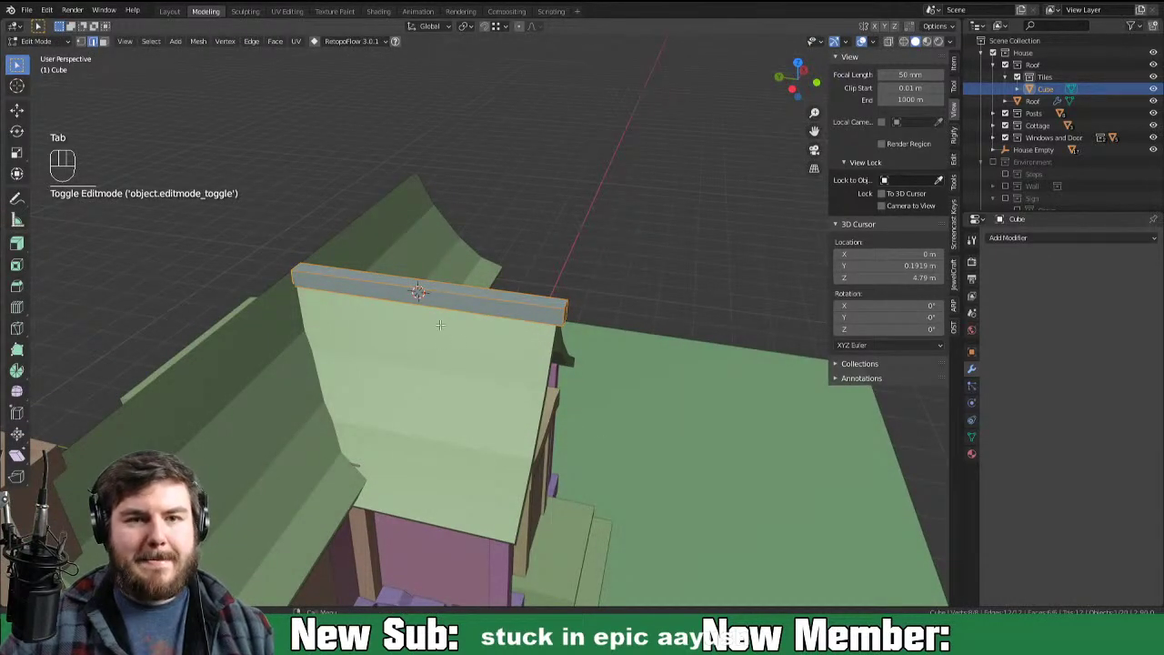
pyautogui.press('ctrl+r')
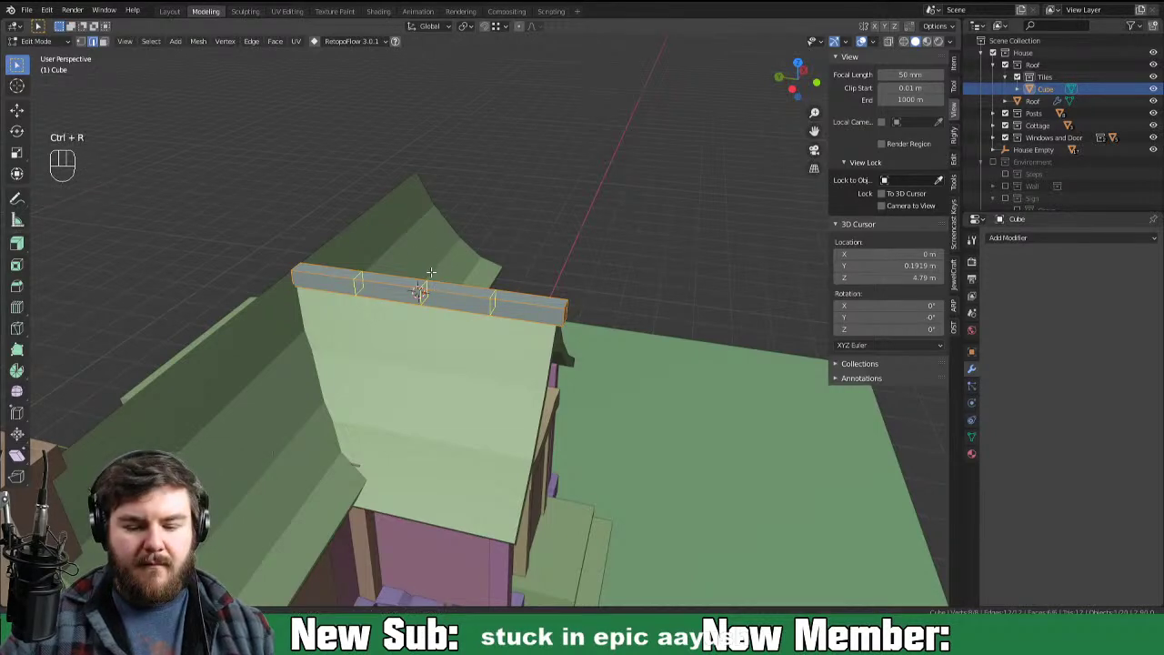
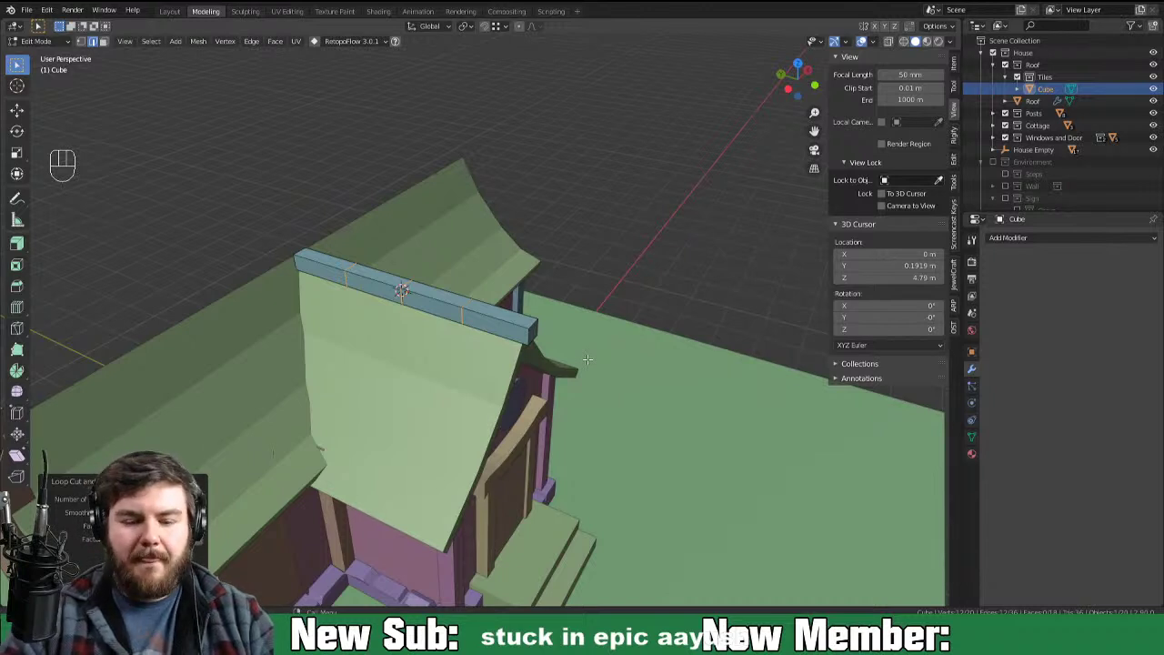
pyautogui.press('Tab')
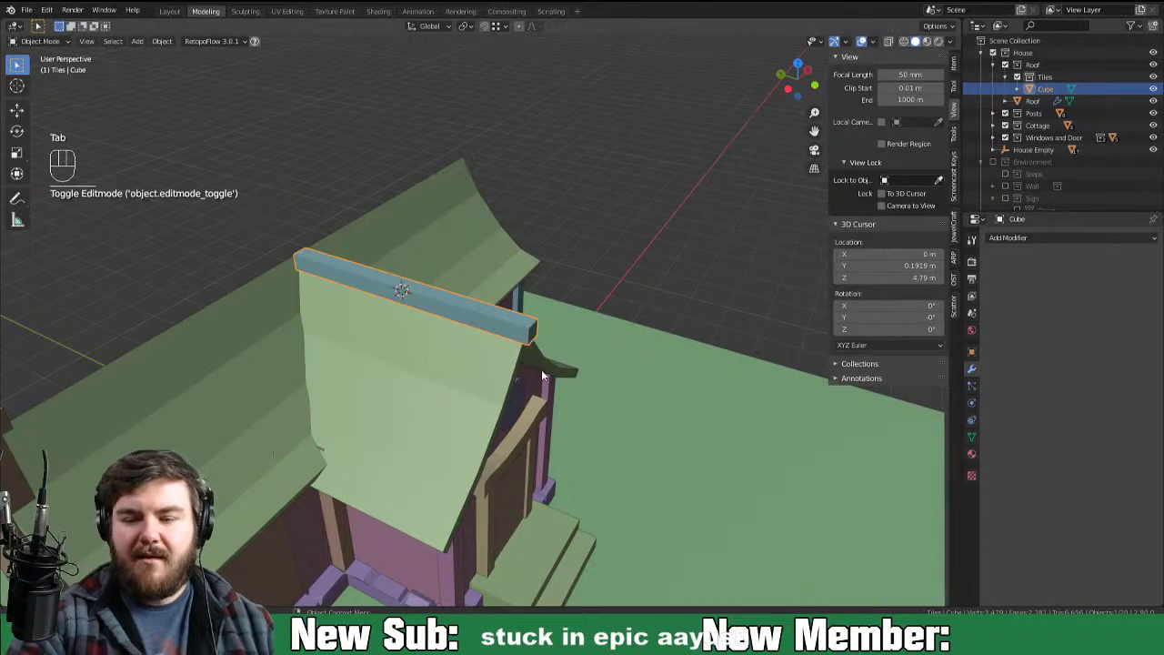
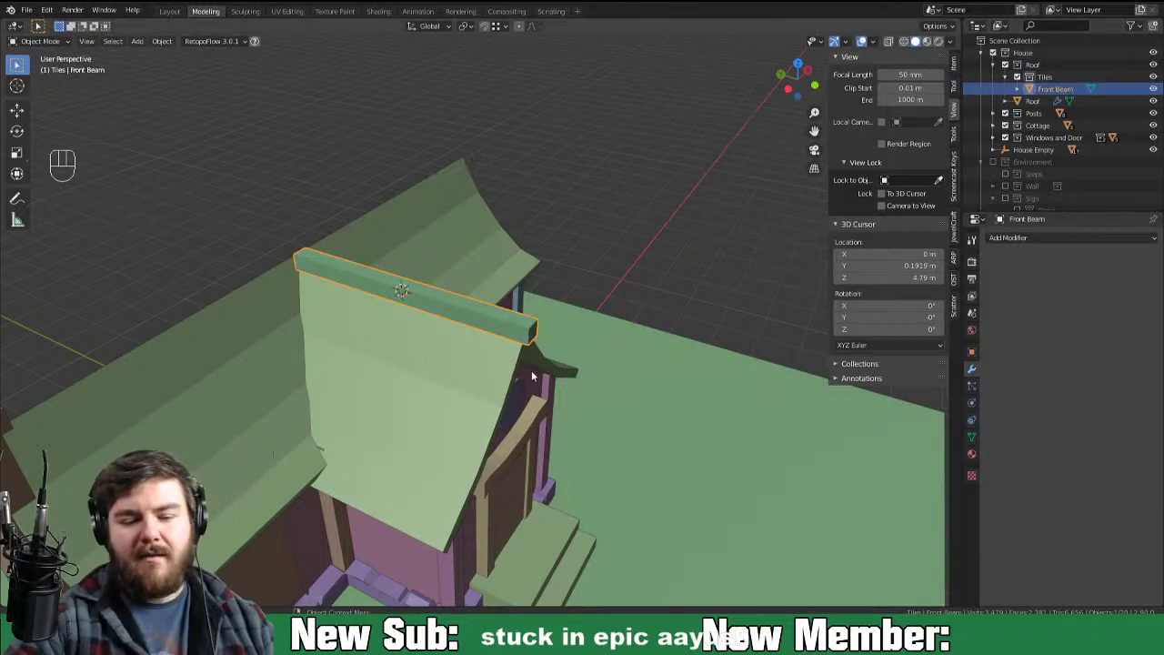
# Step: Snap the cursor on the roof, leave Edit Mode and orbit toward the front gable beam
pyautogui.moveTo(675, 384); pyautogui.dragTo(613, 372)
pyautogui.moveTo(674, 389); pyautogui.dragTo(683, 464)
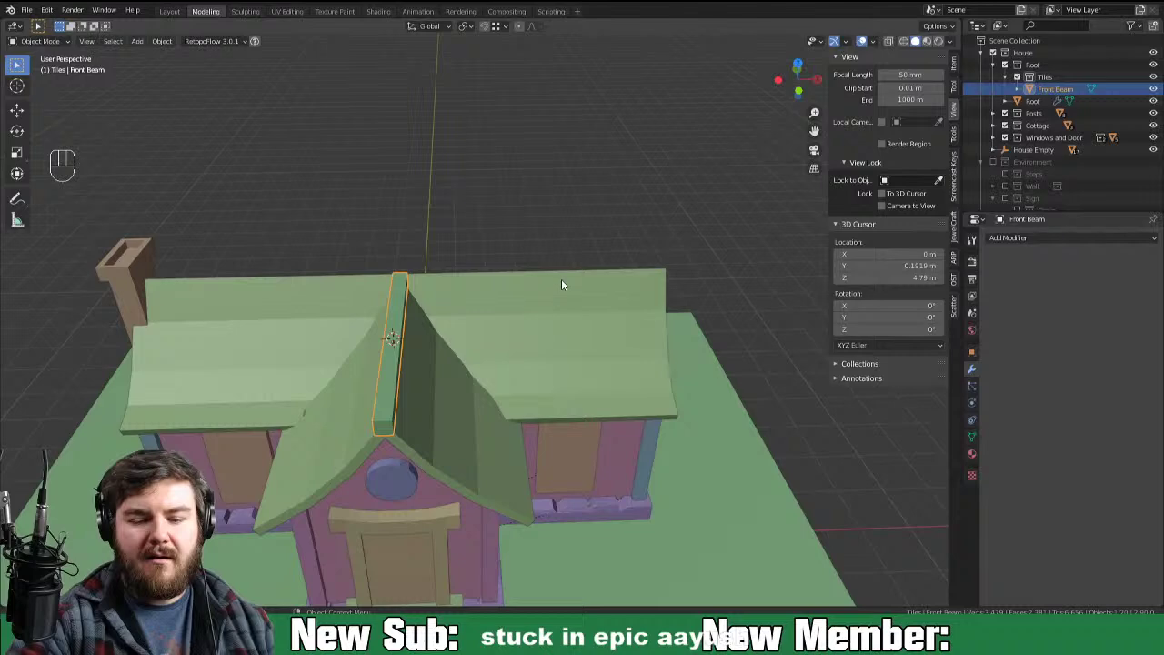
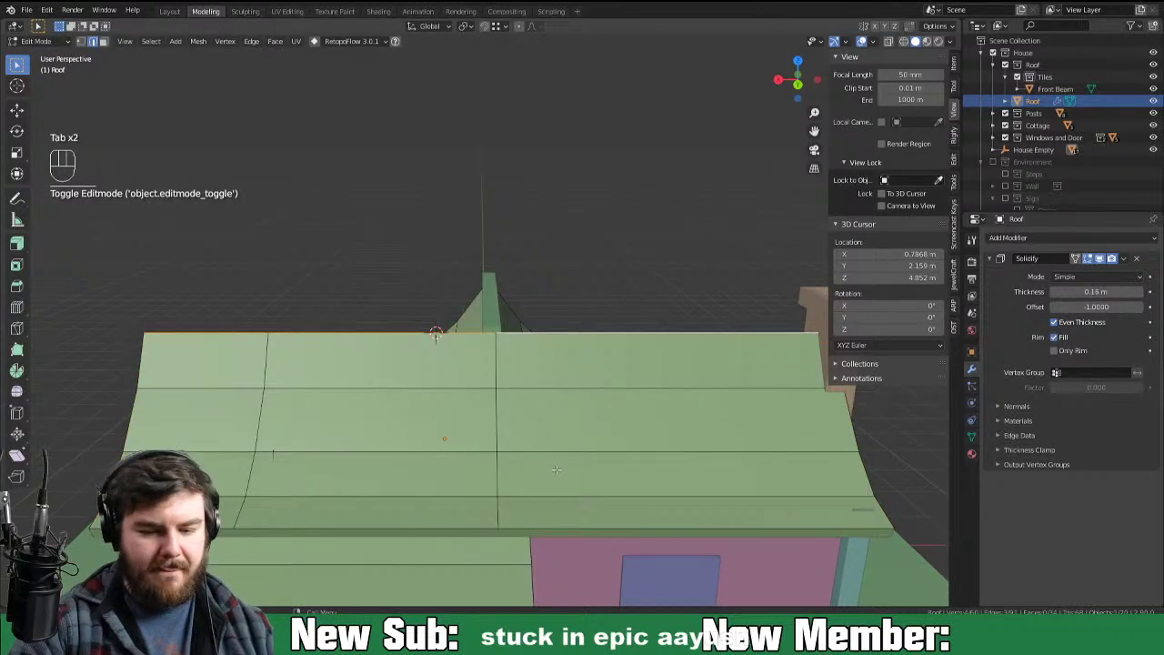
pyautogui.press('shift+s')
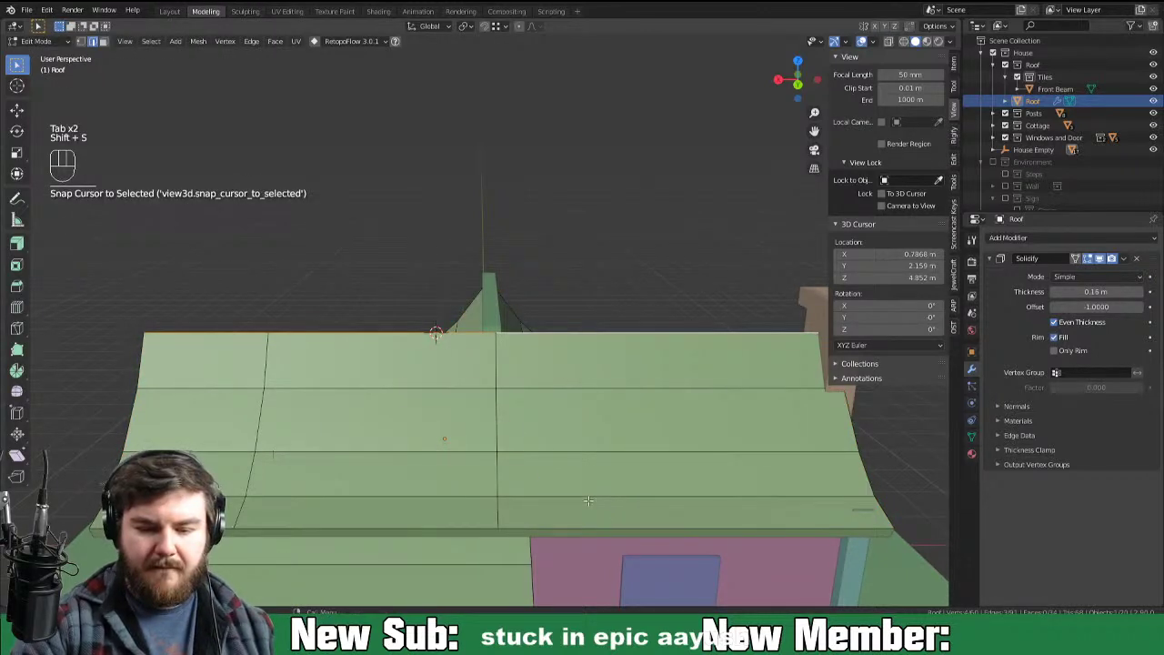
pyautogui.press('Tab')
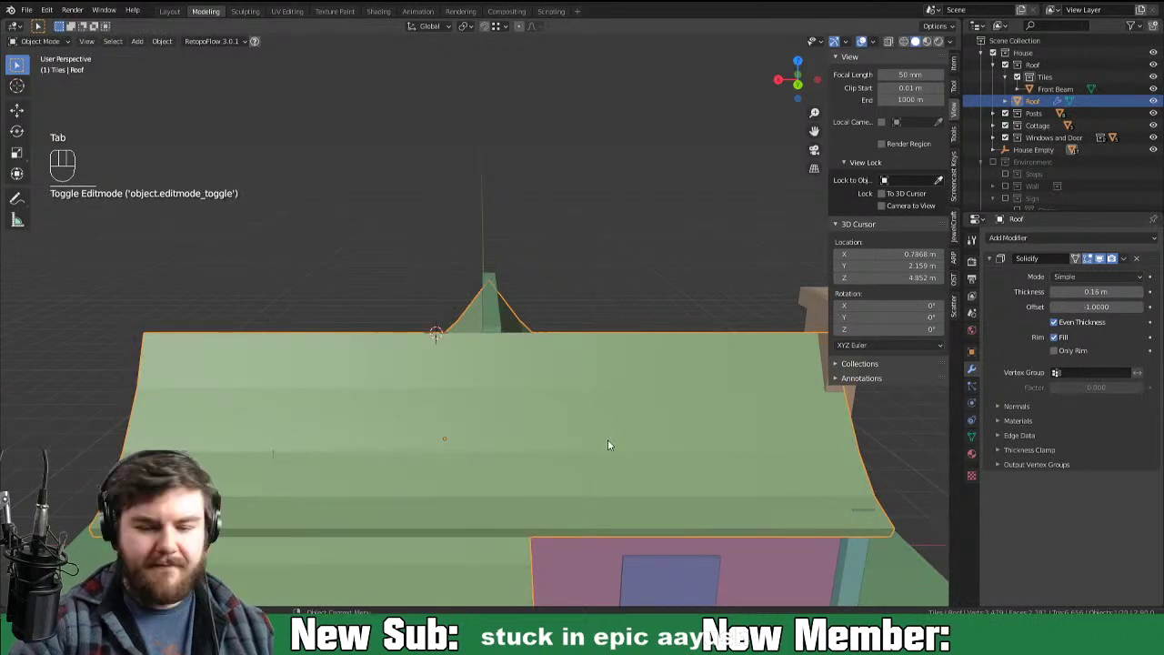
pyautogui.moveTo(547, 459); pyautogui.dragTo(479, 465)
pyautogui.moveTo(632, 412); pyautogui.dragTo(556, 427)
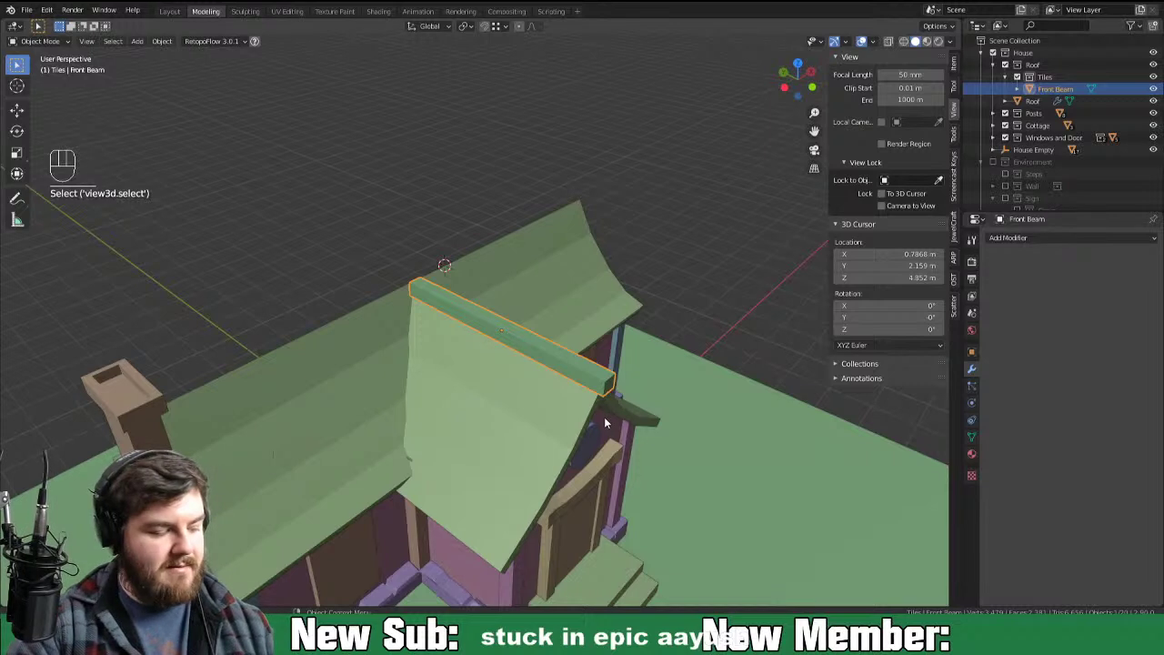
# Step: Duplicate the front beam, raise it onto the main ridge, turn it 90° and stretch it along the roof
pyautogui.press('alt+d')
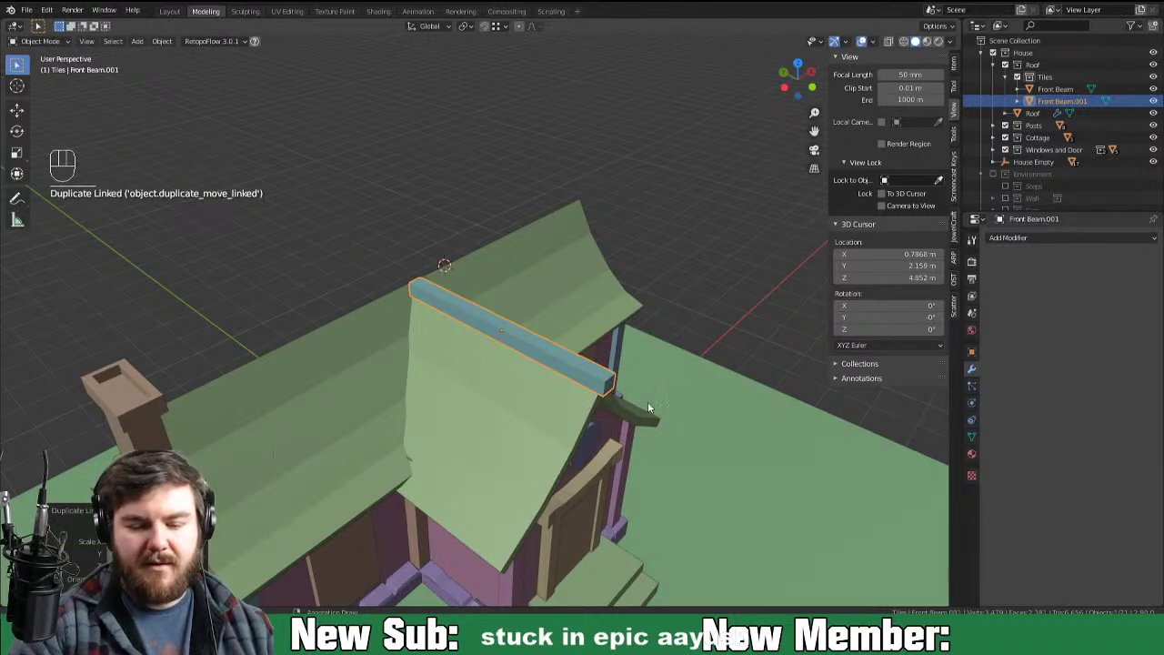
pyautogui.press('shift+s')
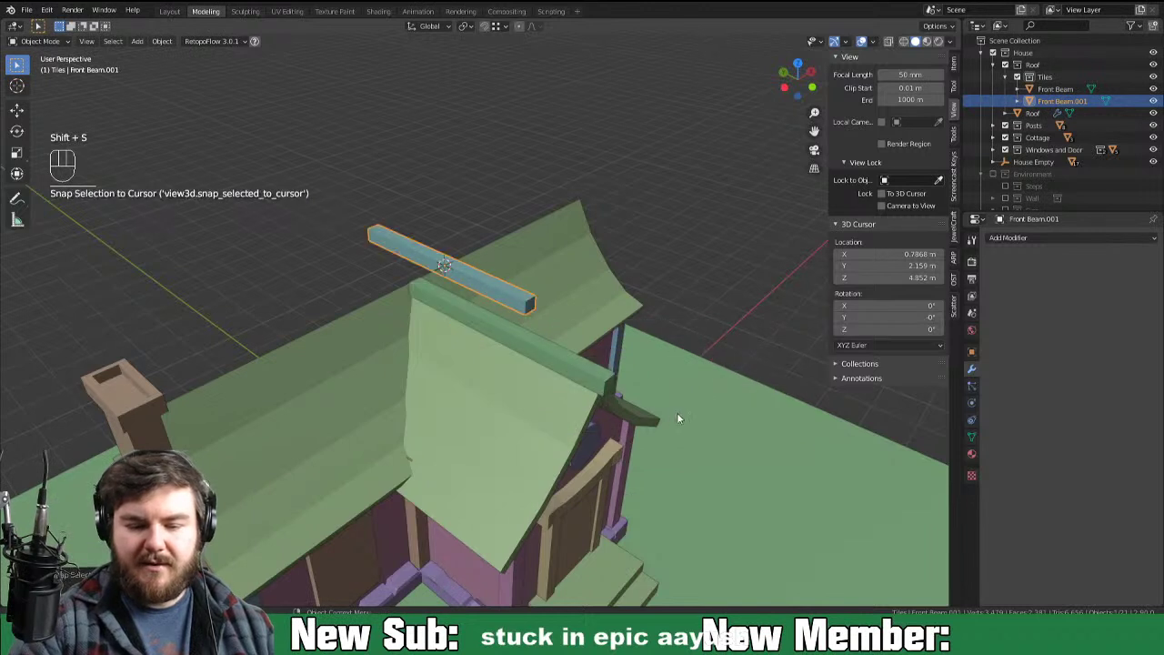
pyautogui.press('r')
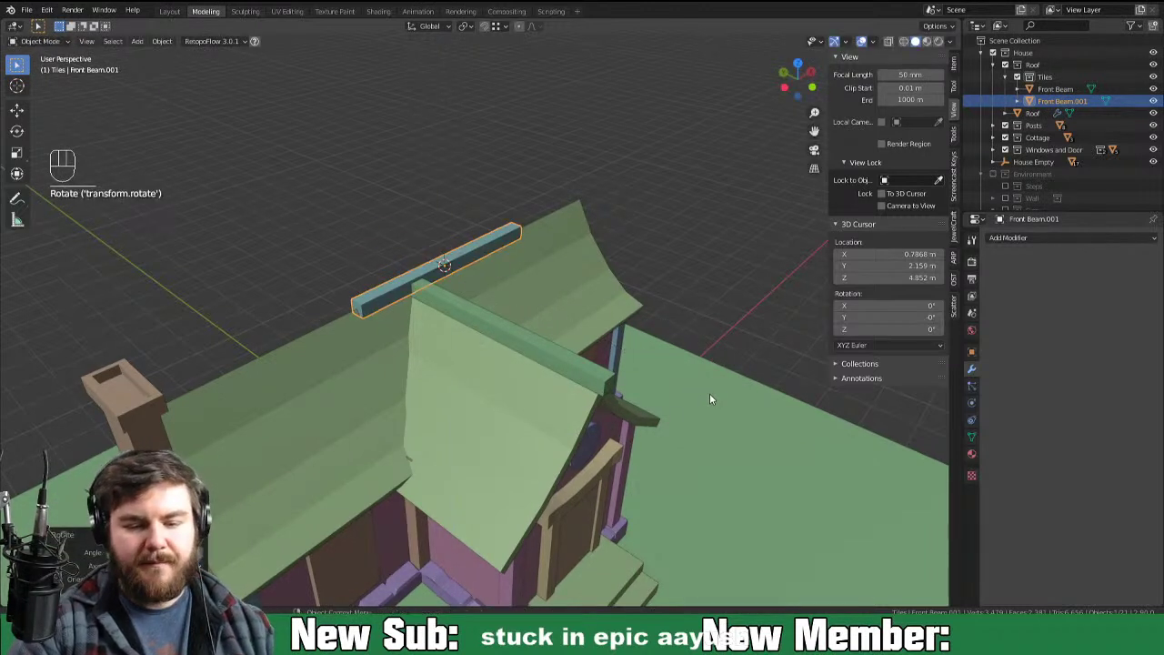
pyautogui.press('s')
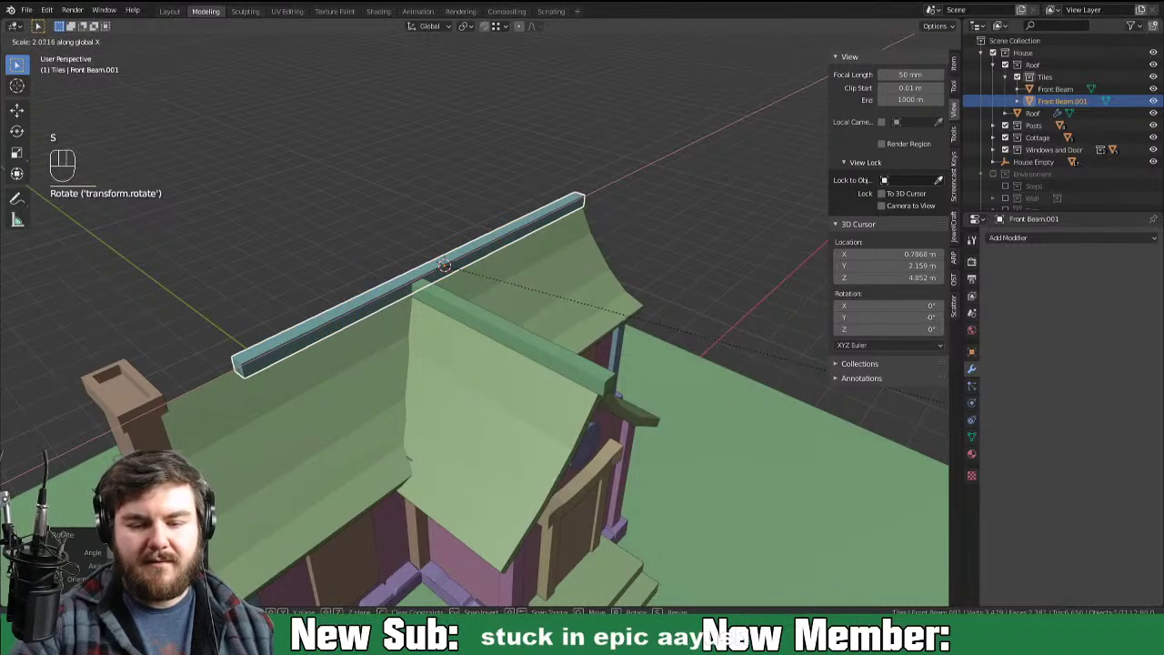
pyautogui.press('s')
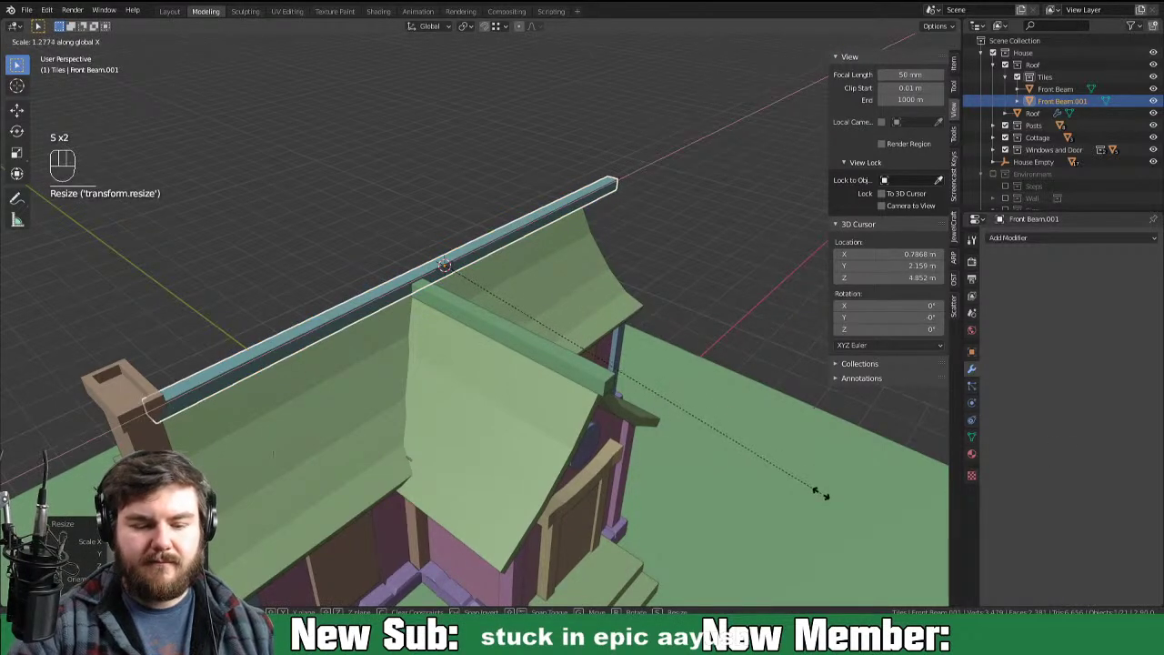
pyautogui.moveTo(801, 470); pyautogui.dragTo(767, 447)
pyautogui.middleClick(779, 453)
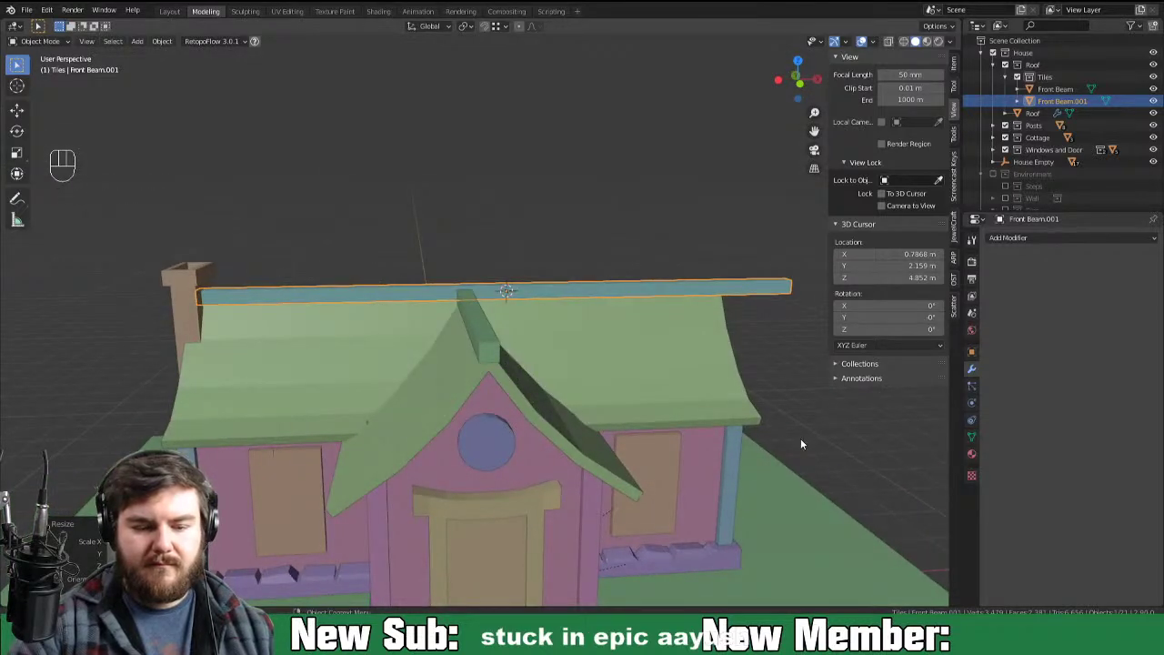
pyautogui.moveTo(774, 461); pyautogui.dragTo(780, 469)
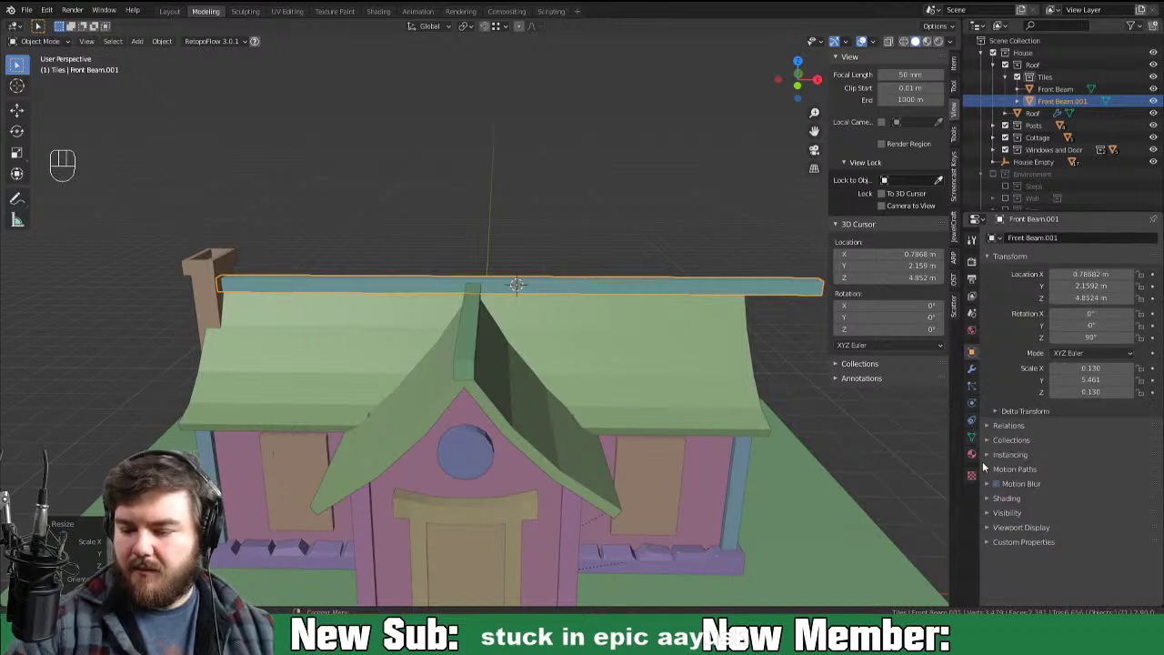
# Step: Shorten the top beam slightly and slide it along the ridge to line up with the roof ends
pyautogui.click(978, 438)
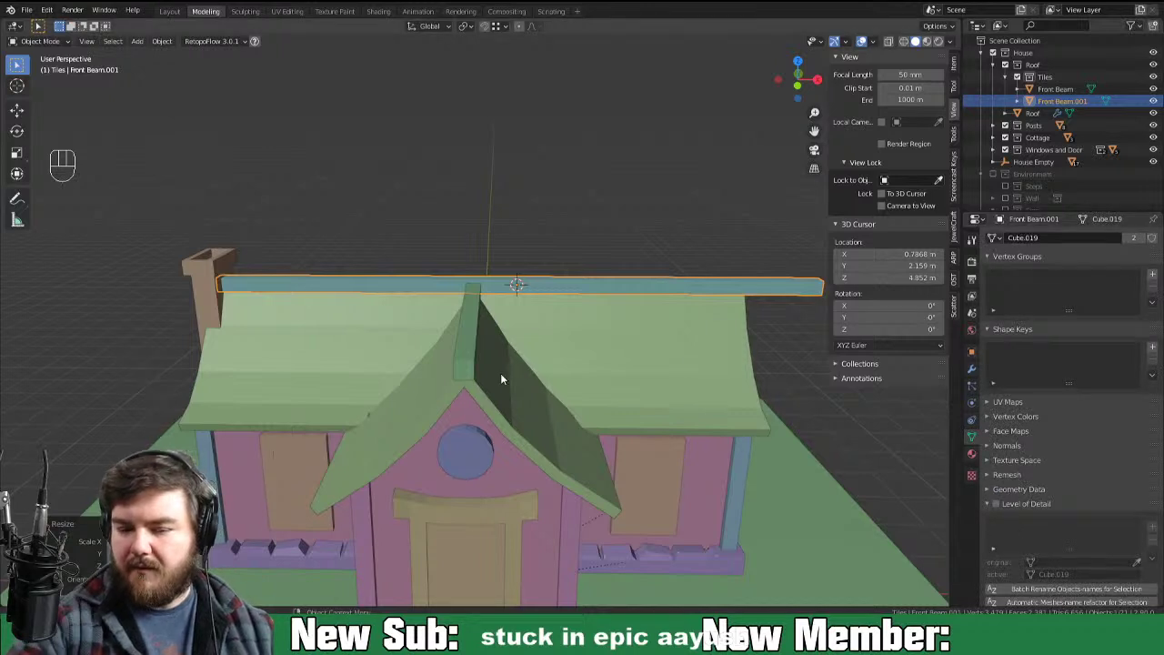
pyautogui.click(474, 372)
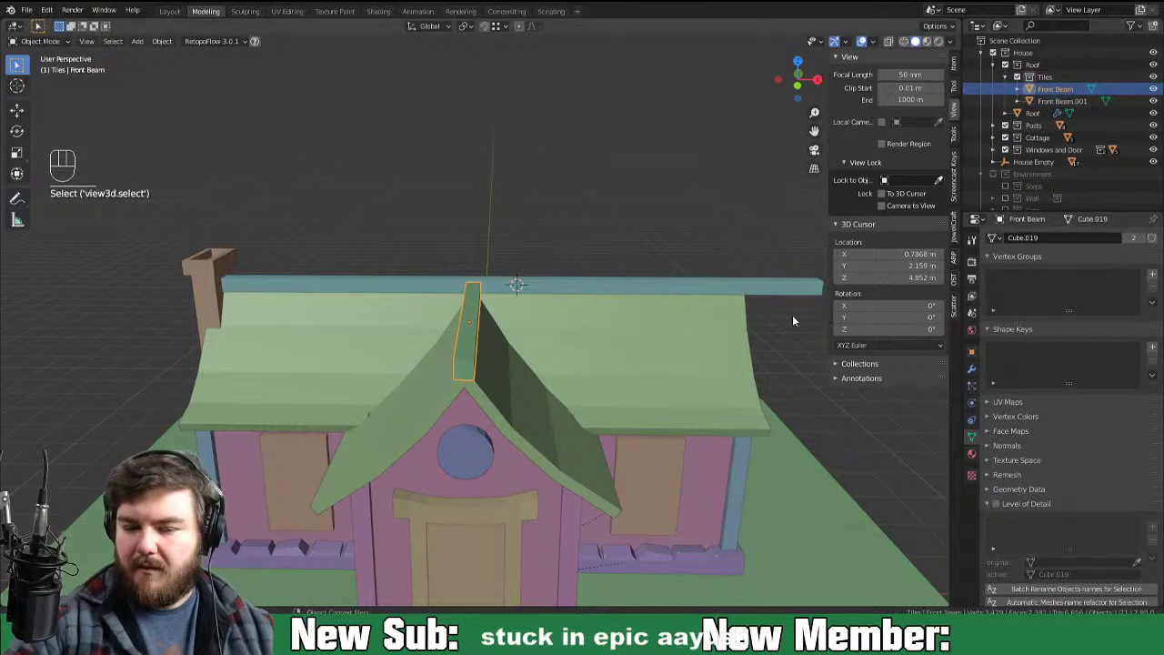
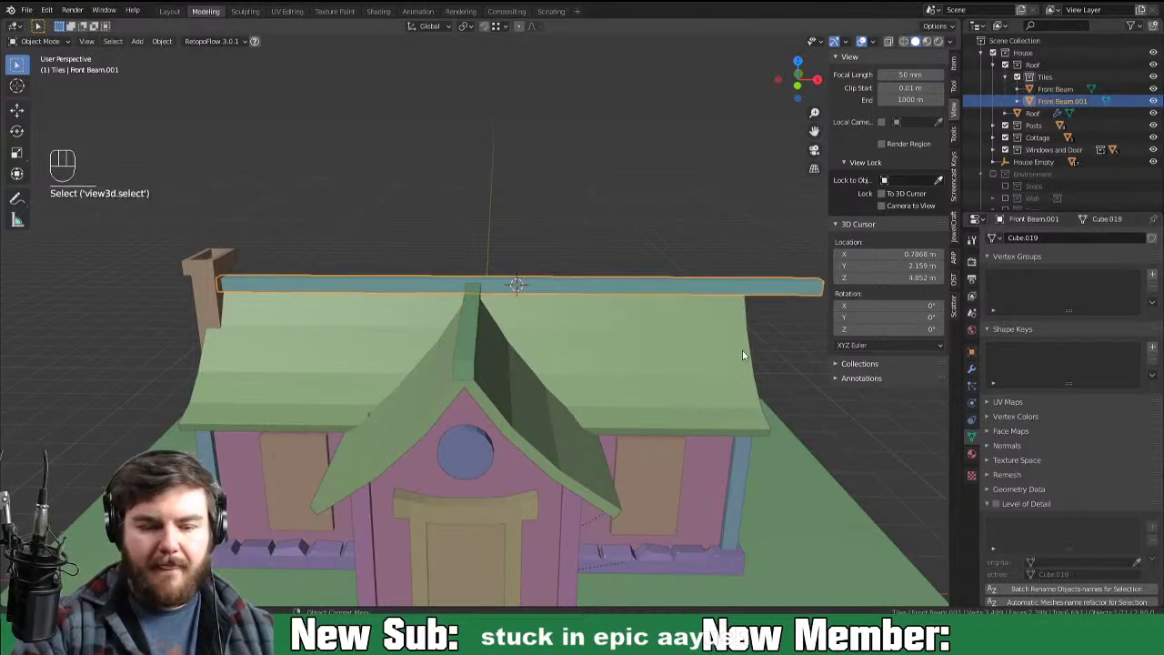
pyautogui.press('s')
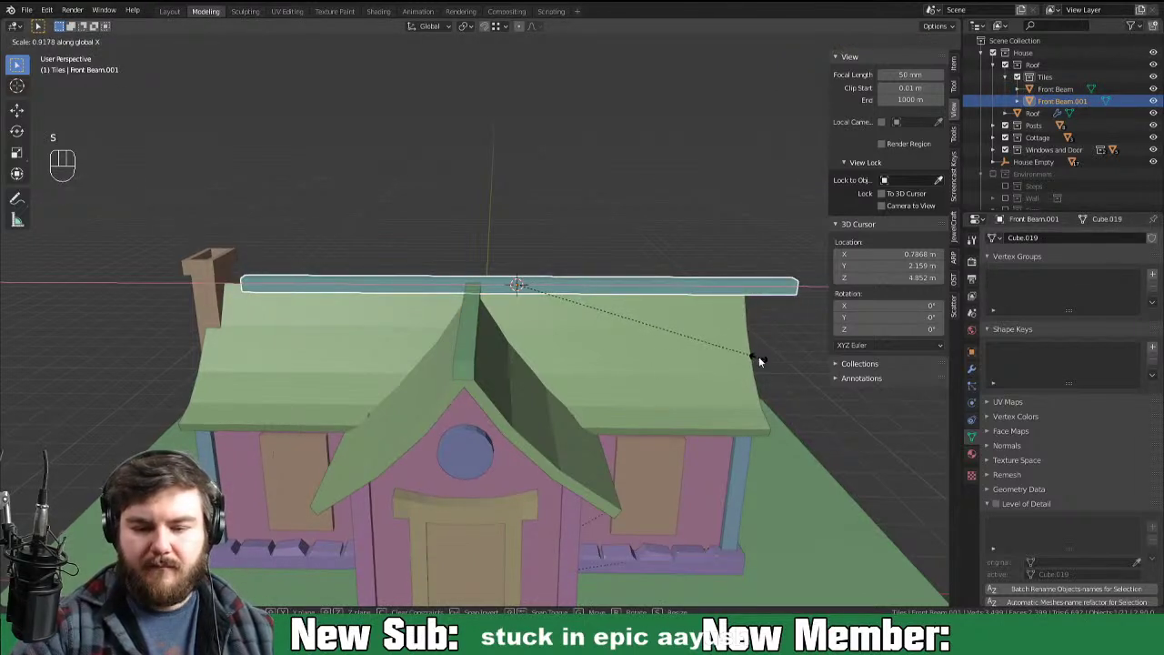
pyautogui.press('g')
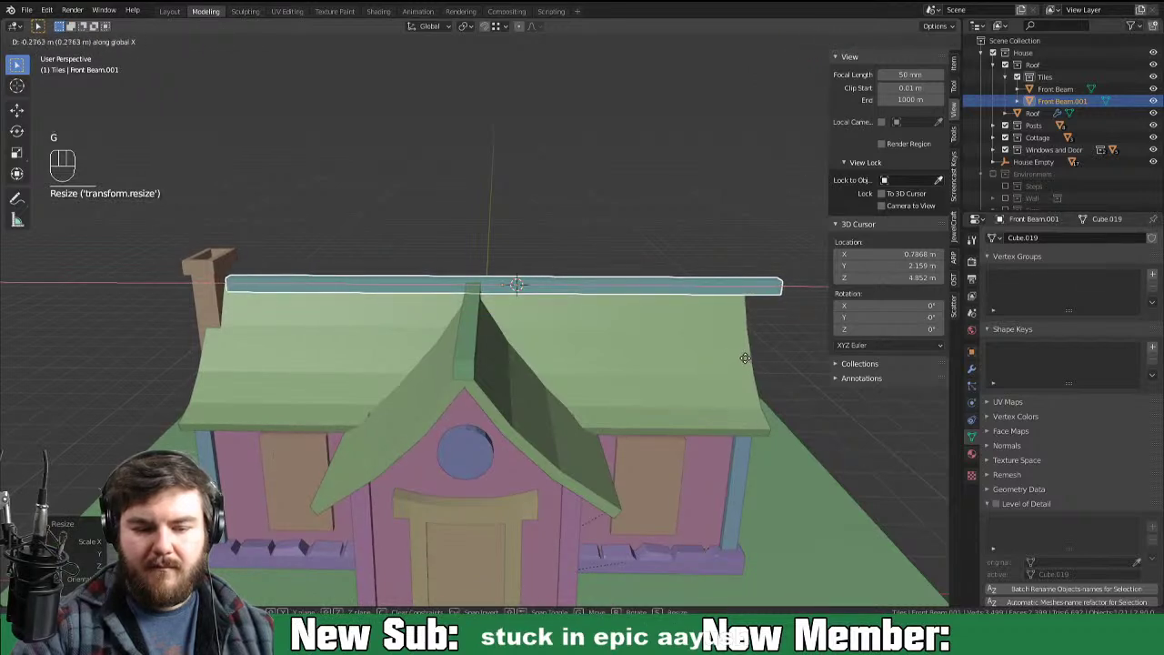
pyautogui.moveTo(756, 375); pyautogui.dragTo(777, 360)
pyautogui.middleClick(811, 393)
pyautogui.moveTo(832, 409); pyautogui.dragTo(855, 400)
# Step: Fine-tune the top beam's position and length from a straight front view
pyautogui.press('KP_1')
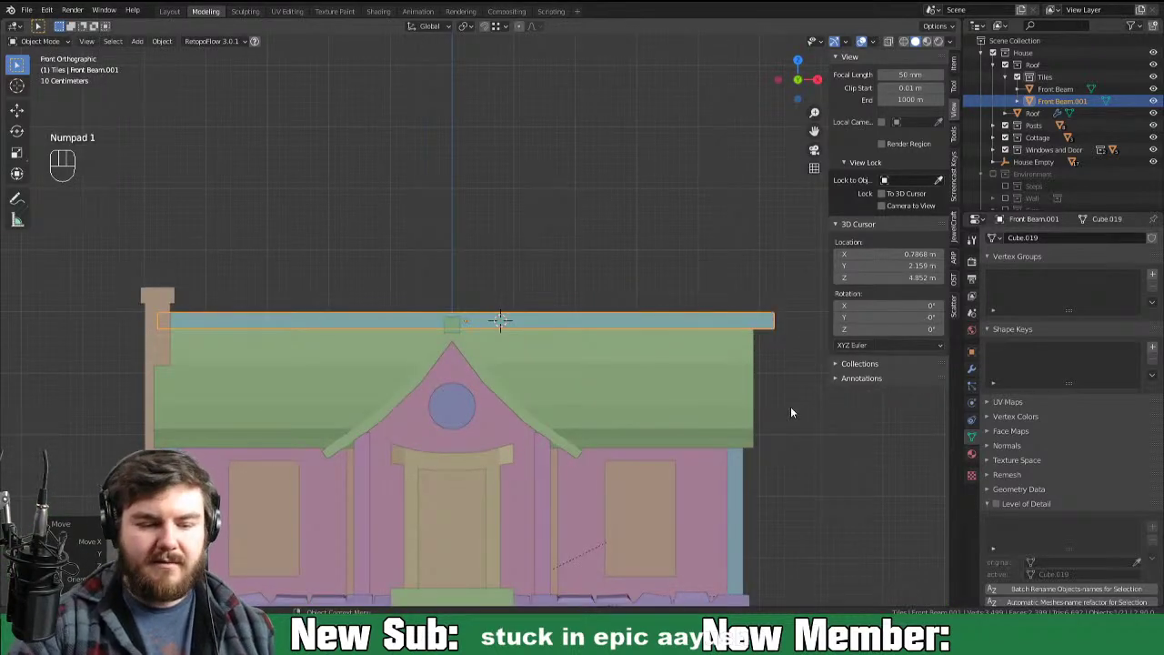
pyautogui.press('s')
pyautogui.press('g')
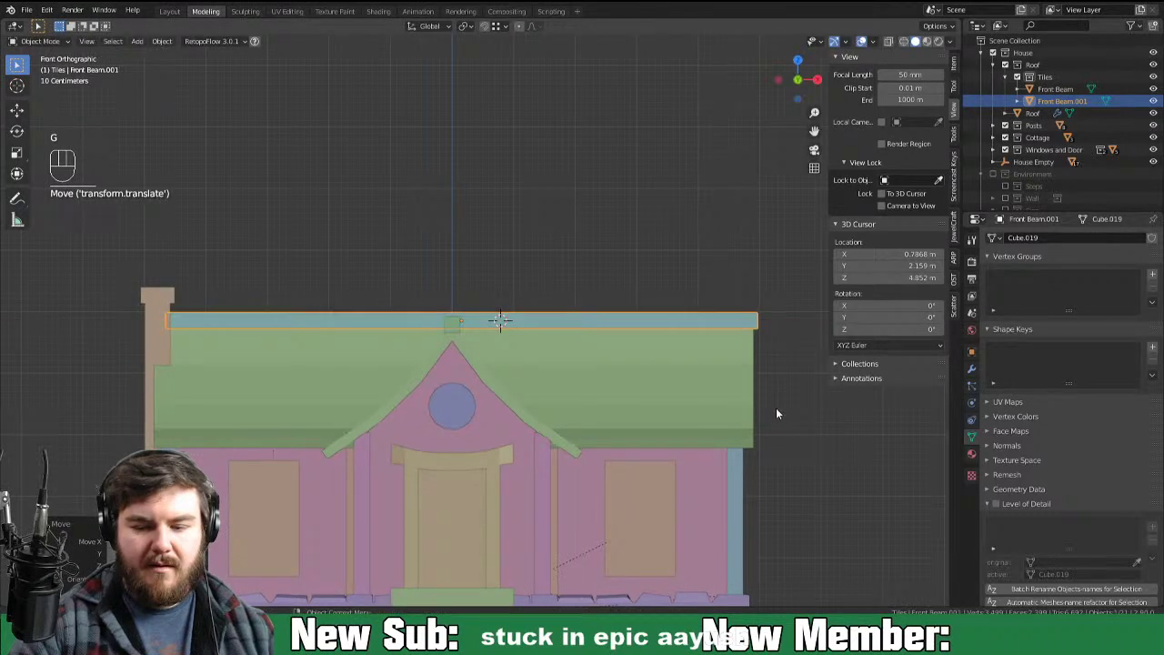
pyautogui.press('s')
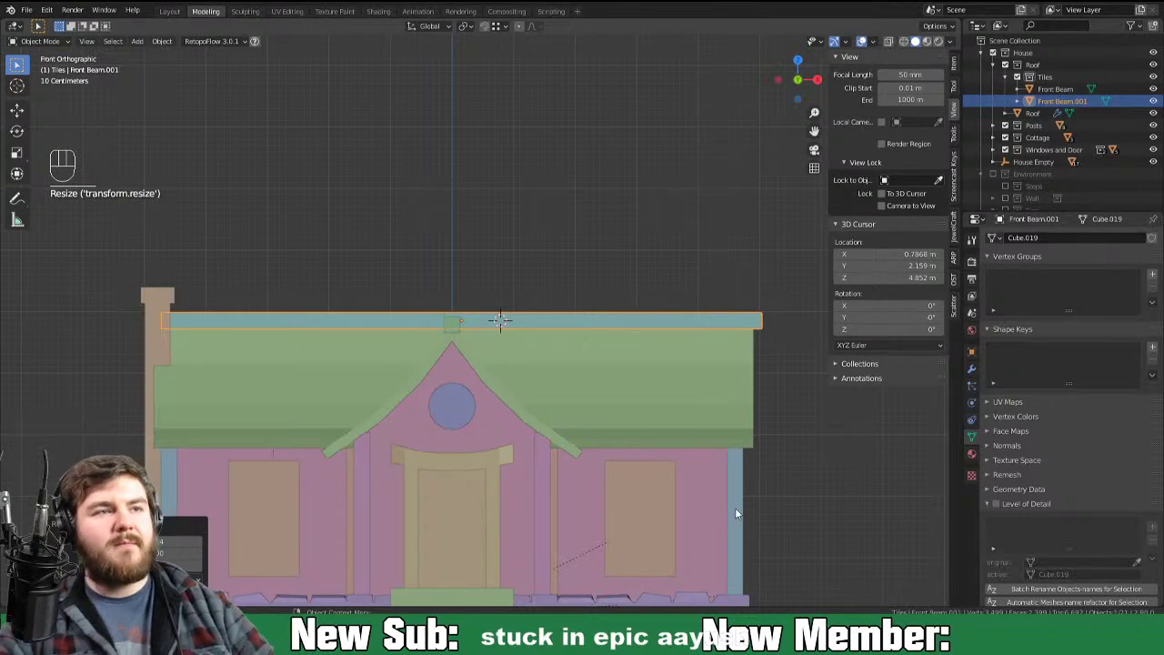
pyautogui.moveTo(737, 502); pyautogui.dragTo(686, 517)
pyautogui.moveTo(775, 494); pyautogui.dragTo(730, 502)
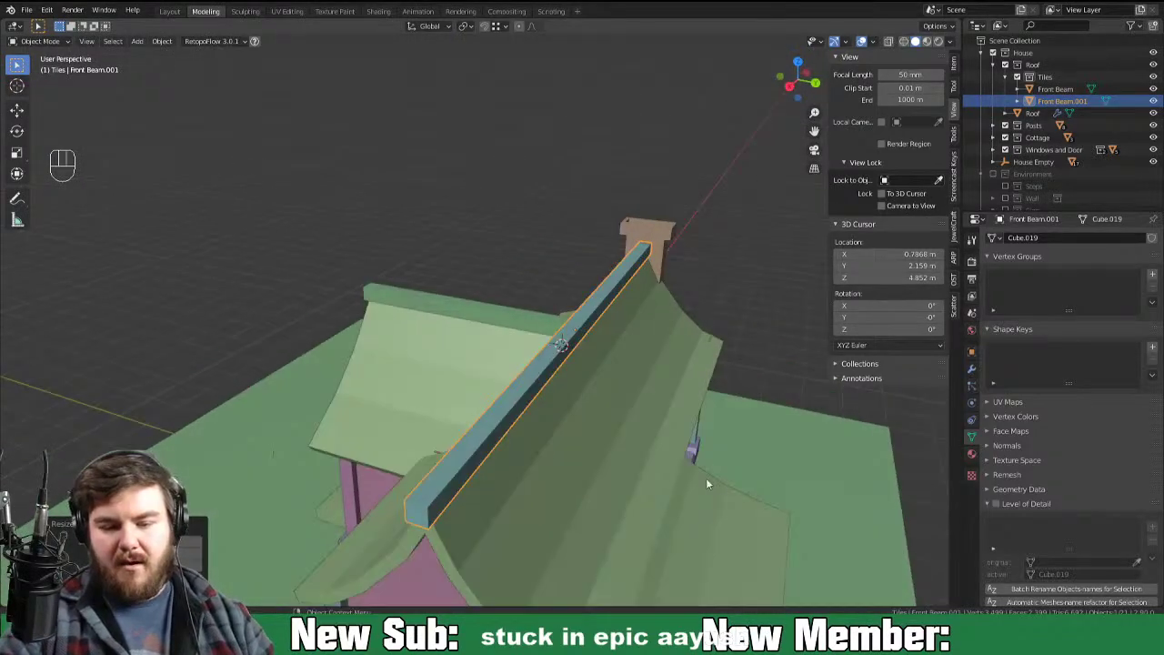
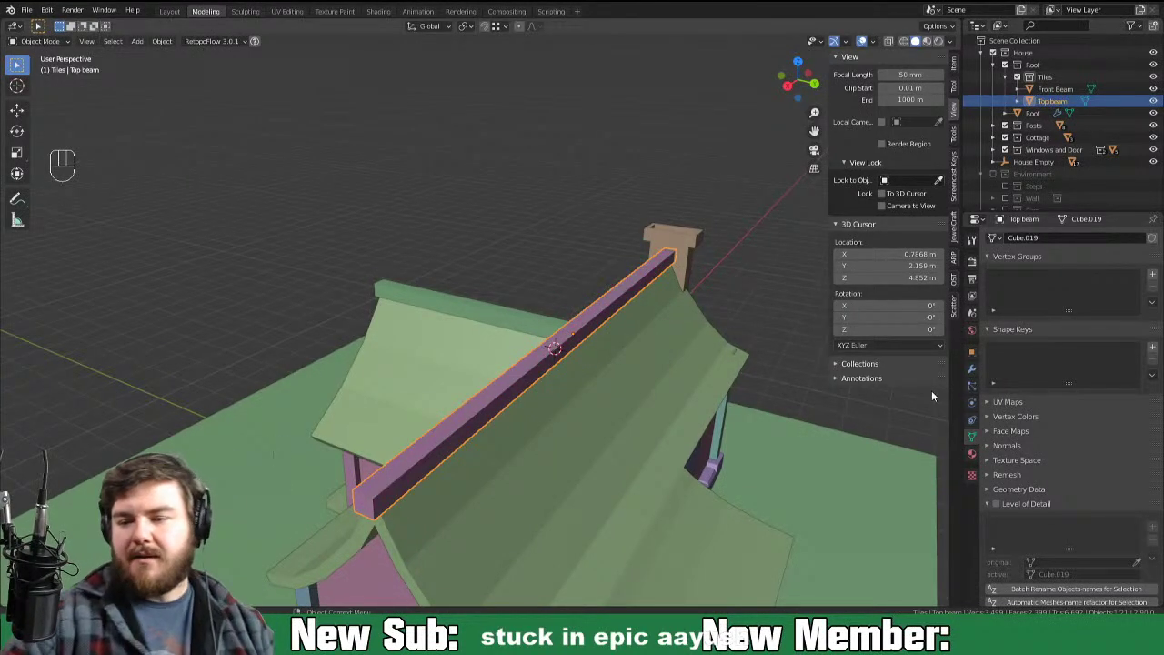
# Step: Move both ridge beams out of Tiles and parent Front Beam and Top beam under the Roof object
pyautogui.click(1036, 89)
pyautogui.moveTo(1031, 96); pyautogui.dragTo(1029, 68)
pyautogui.moveTo(1035, 90); pyautogui.dragTo(1034, 69)
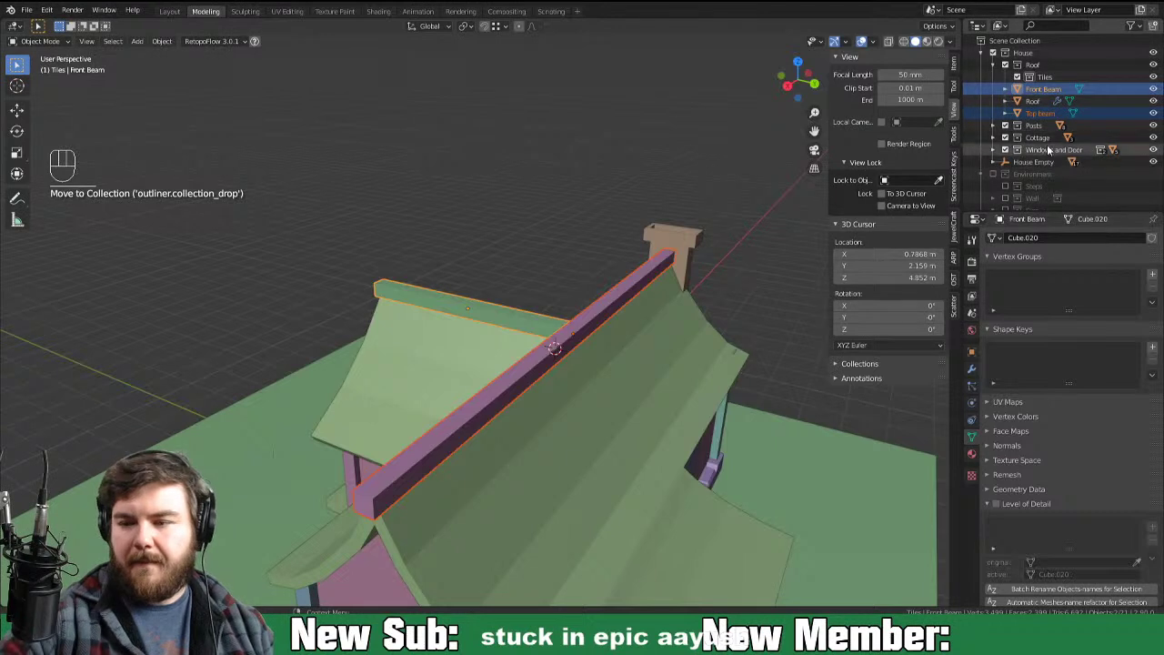
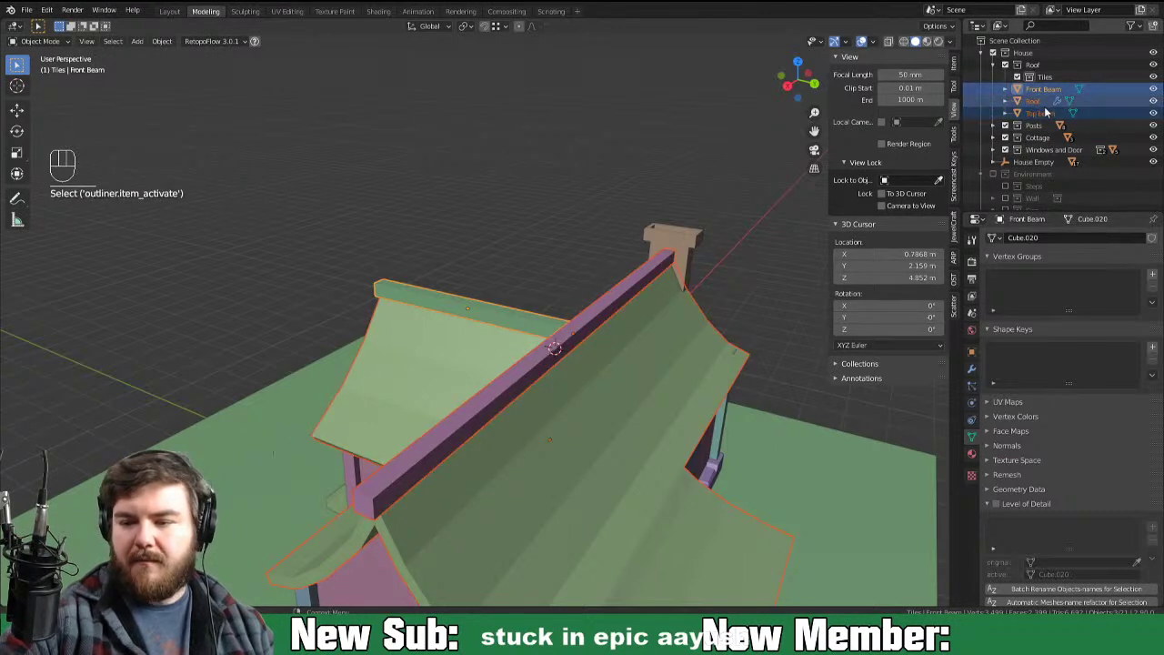
pyautogui.click(1032, 86)
pyautogui.click(1027, 121)
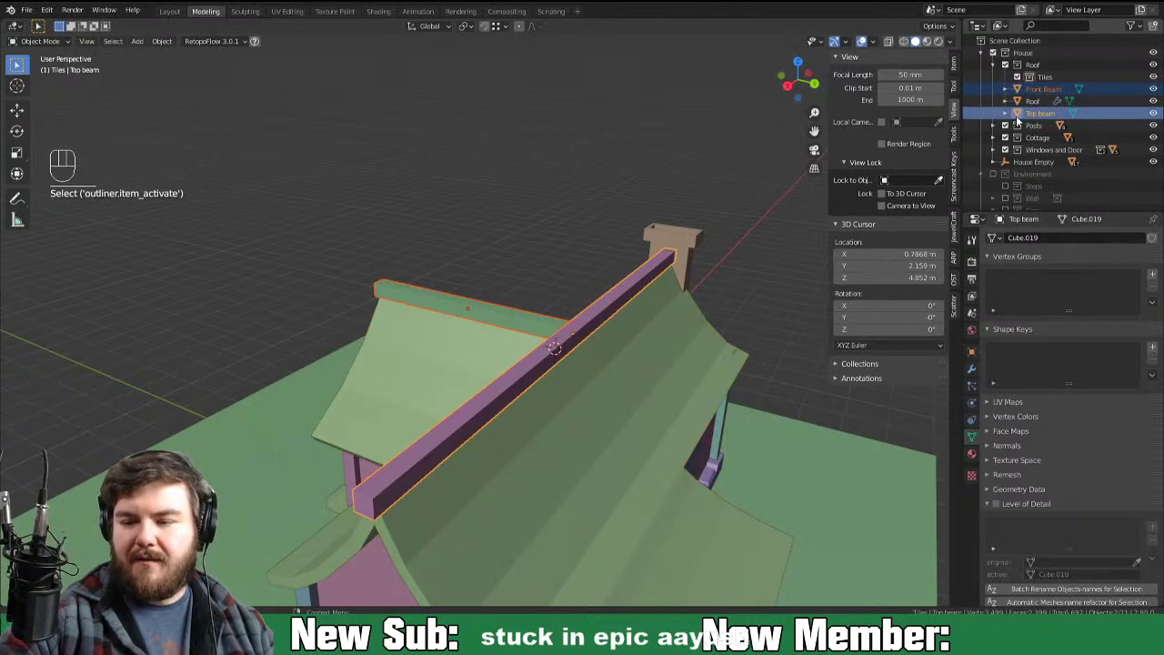
pyautogui.click(1023, 120)
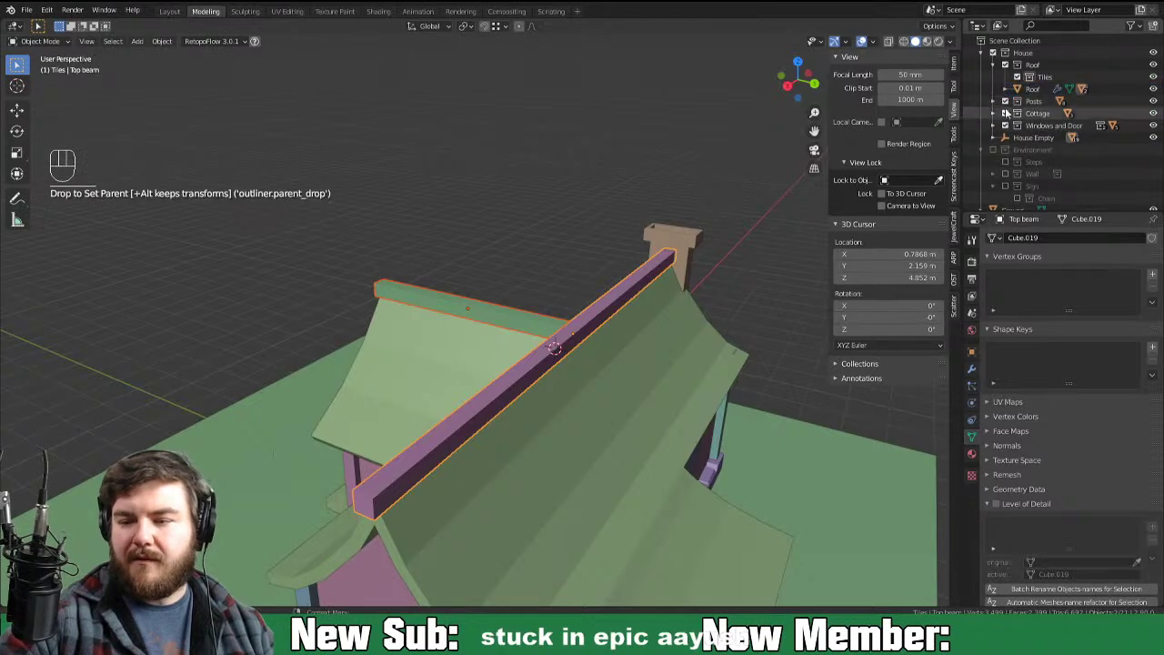
# Step: Select the Tiles collection and zoom out to view the whole cottage from the side
pyautogui.moveTo(697, 486); pyautogui.dragTo(815, 493)
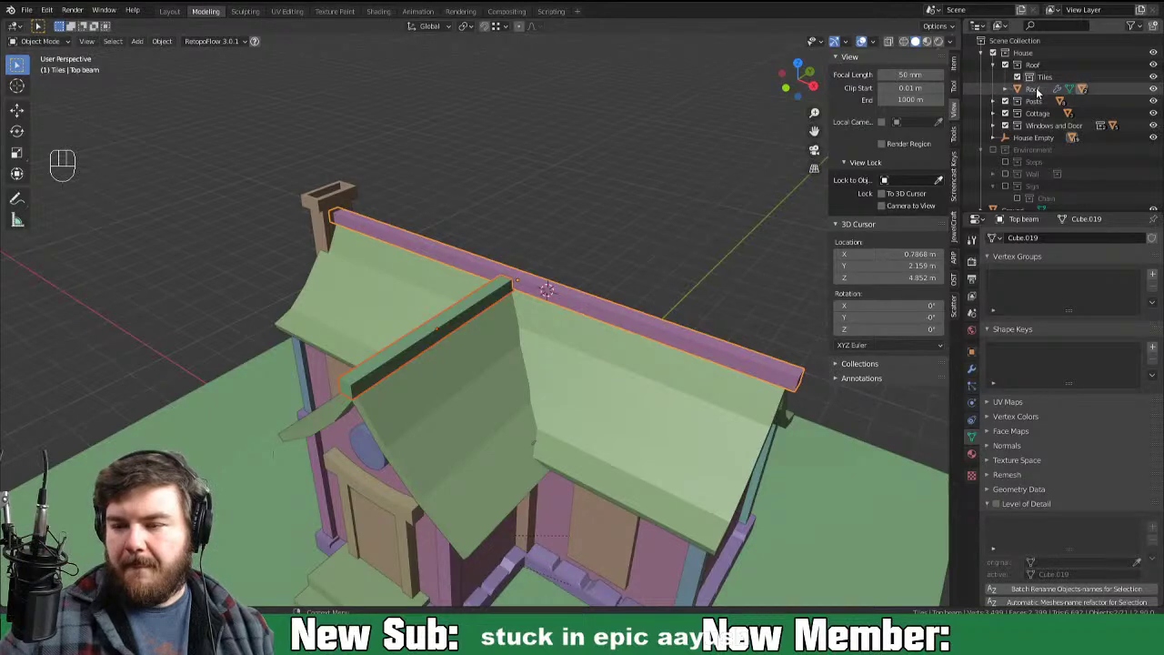
pyautogui.click(1045, 89)
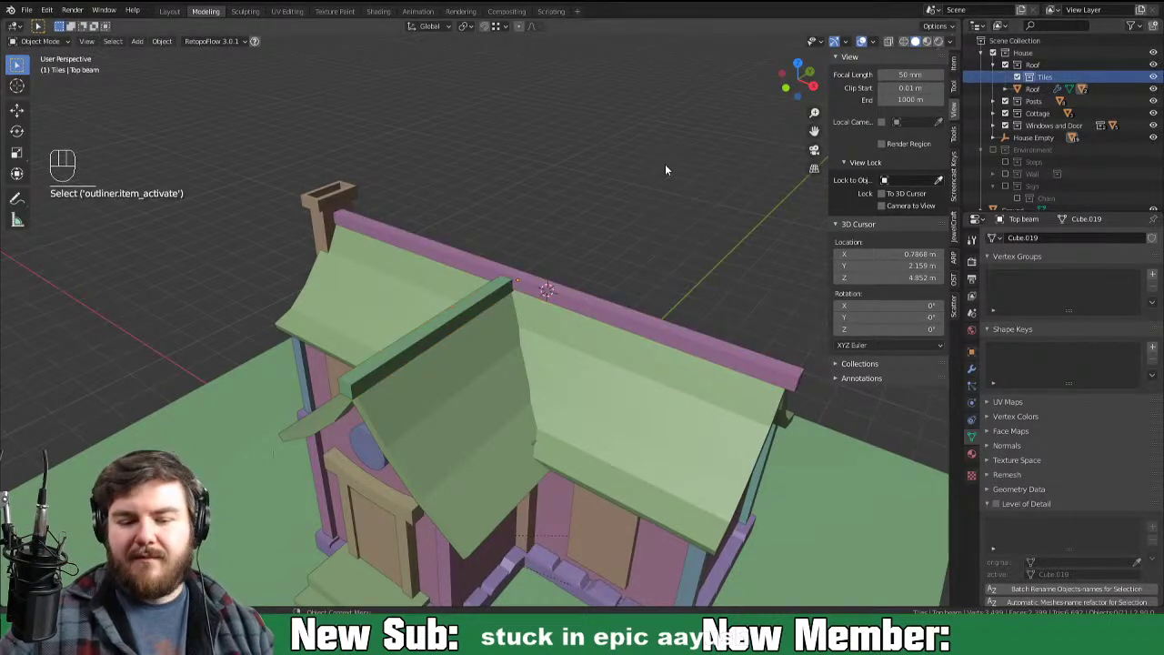
pyautogui.moveTo(473, 400); pyautogui.dragTo(571, 382)
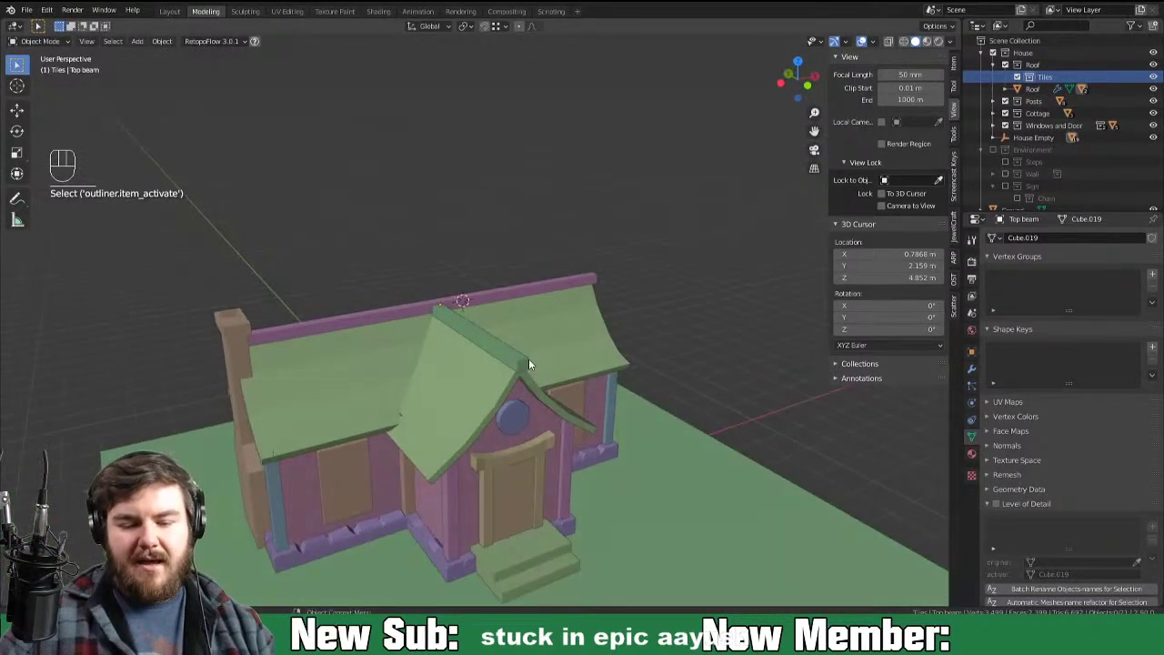
pyautogui.moveTo(483, 371); pyautogui.dragTo(527, 376)
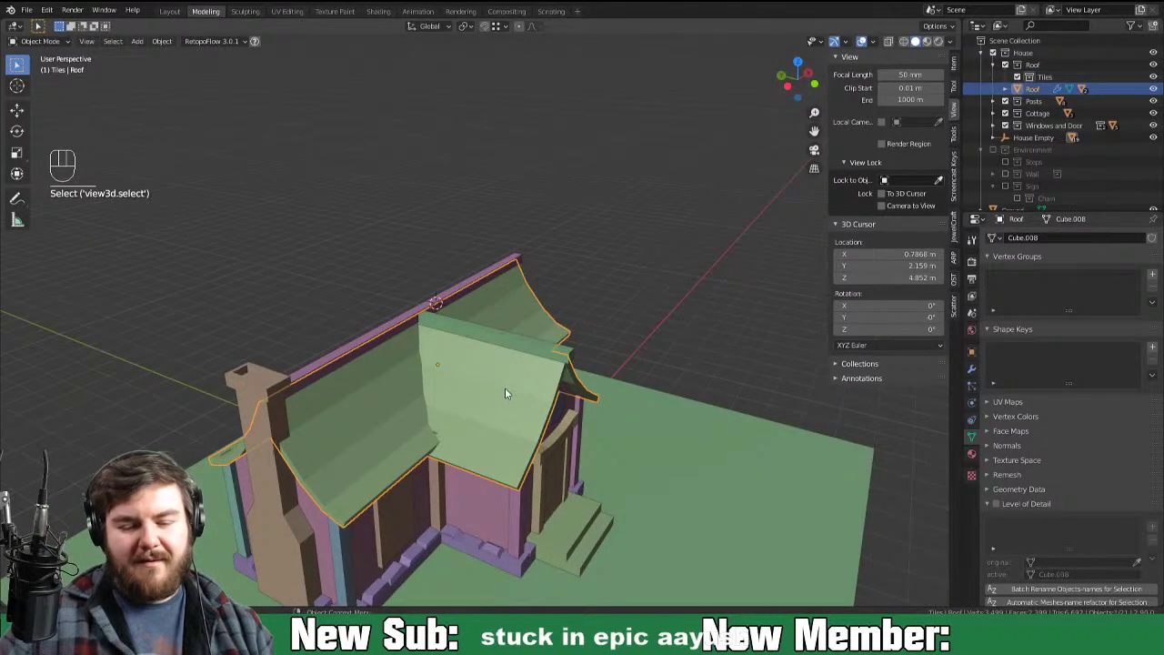
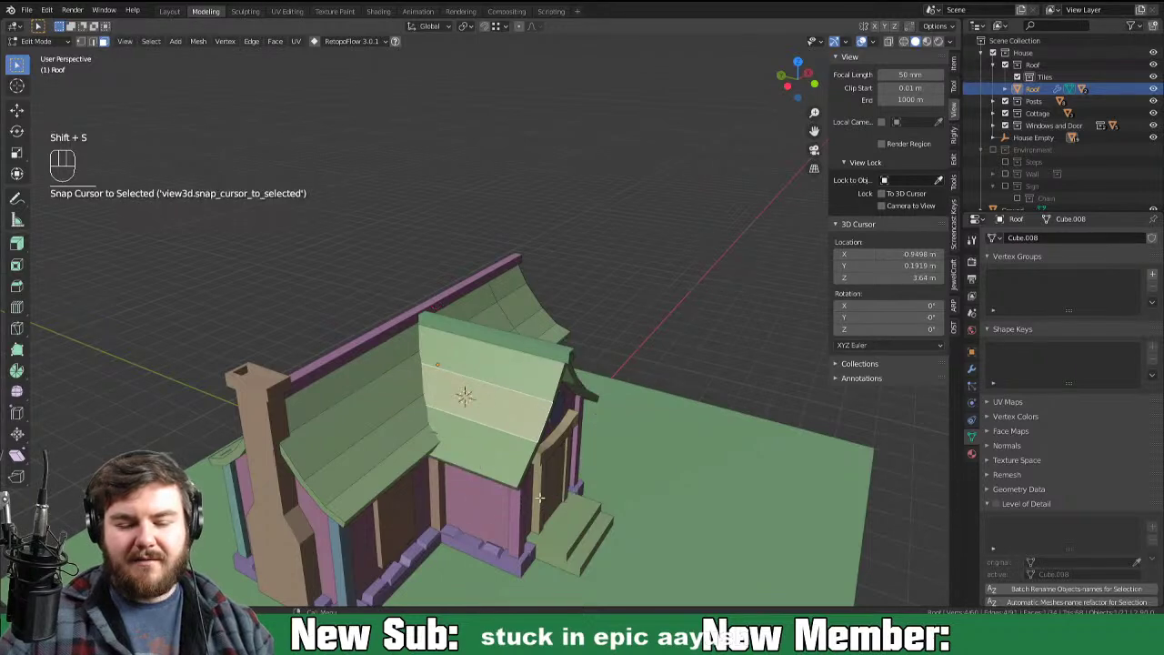
# Step: Orbit in on the front gable slope and bring up the add-object list for a new tile cube
pyautogui.press('Tab')
pyautogui.moveTo(570, 466); pyautogui.dragTo(600, 419)
pyautogui.middleClick(605, 420)
pyautogui.moveTo(615, 400); pyautogui.dragTo(583, 389)
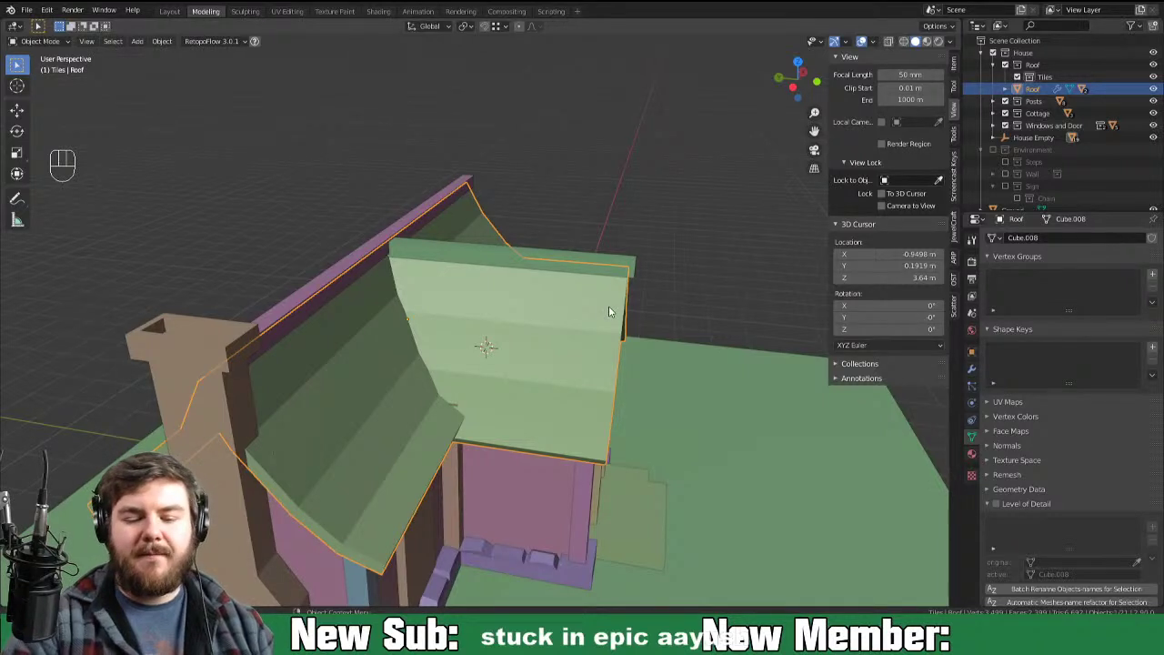
pyautogui.press('shift+a')
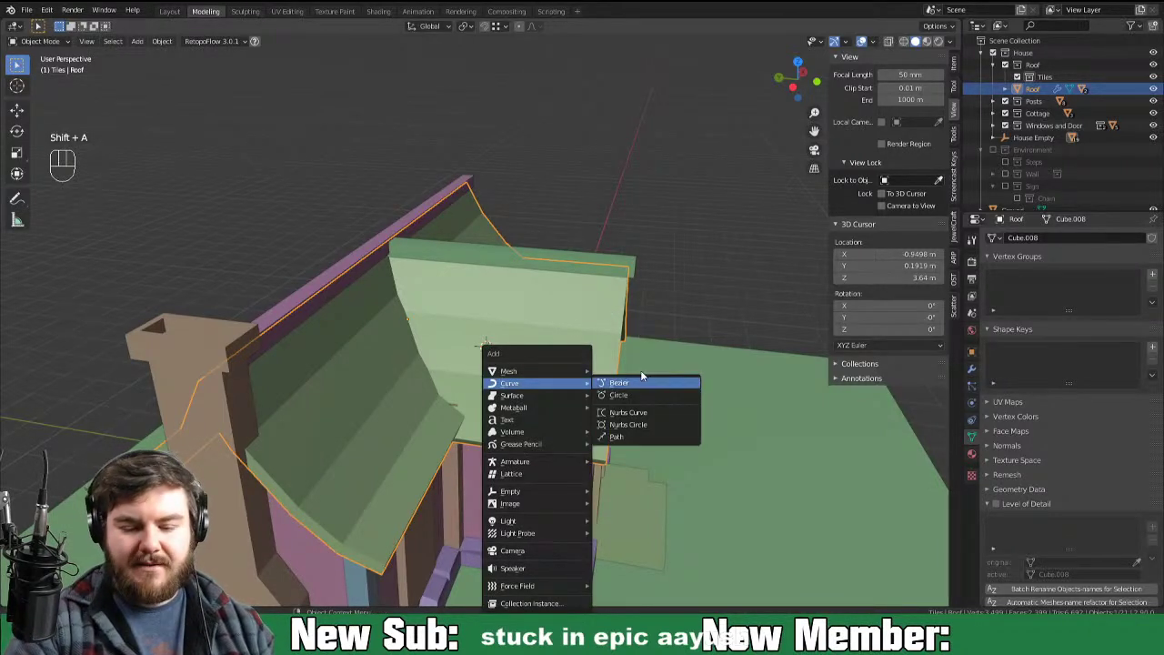
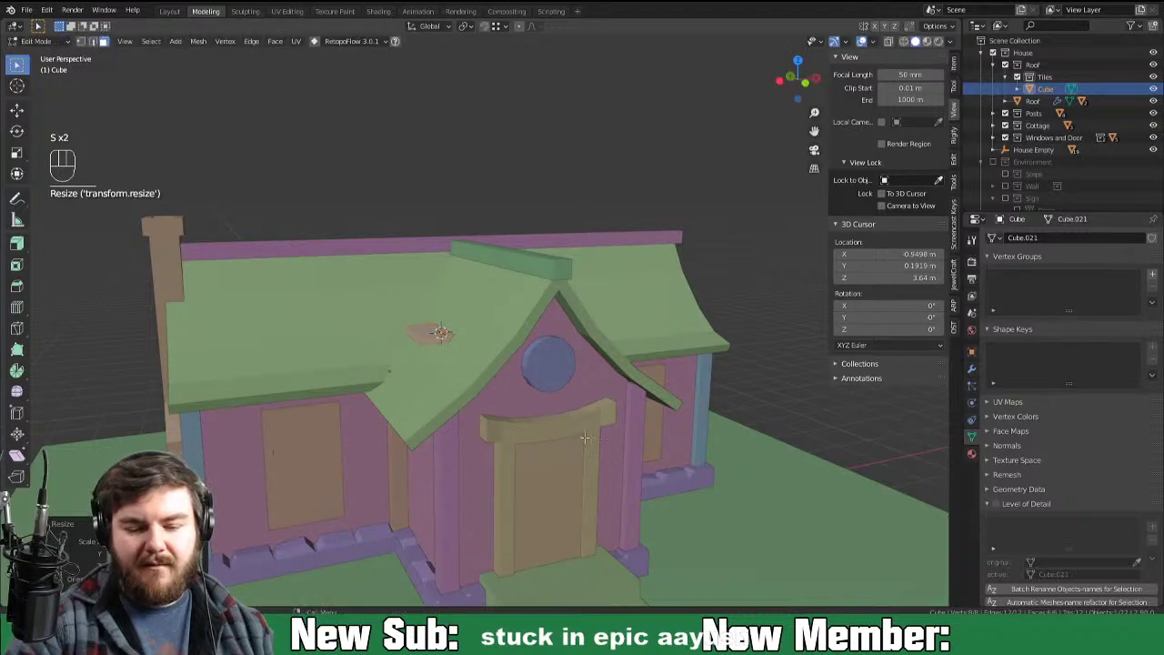
# Step: Tilt the tile to the roof slope in front view, then duplicate it up the slope slightly smaller
pyautogui.press('KP_1')
pyautogui.press('r')
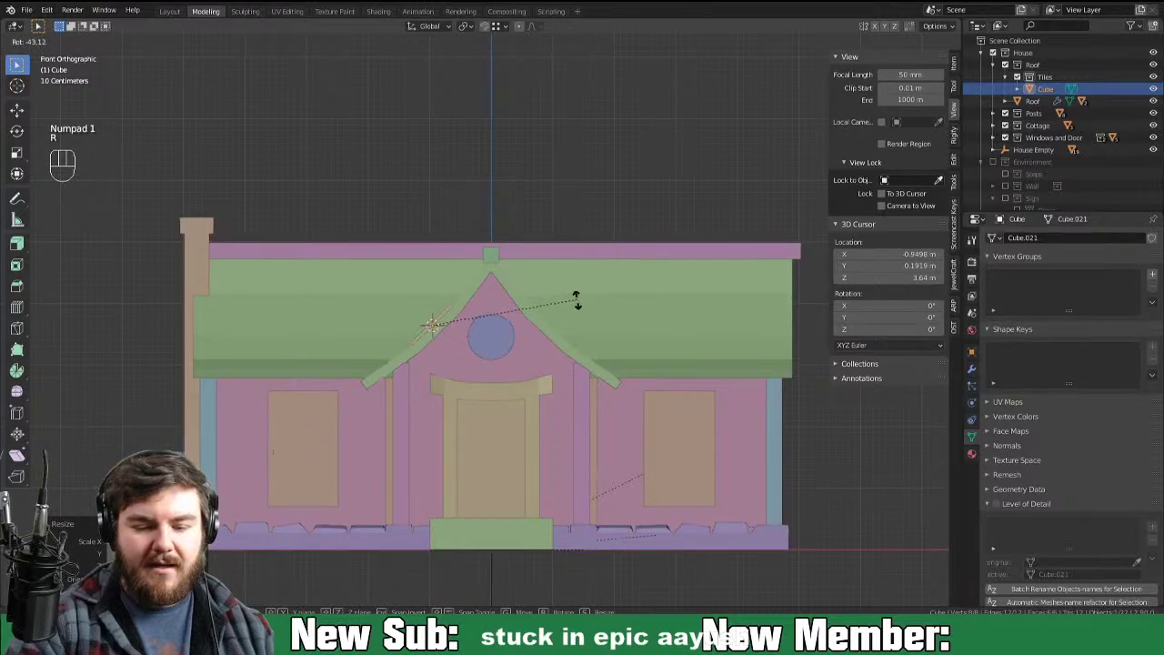
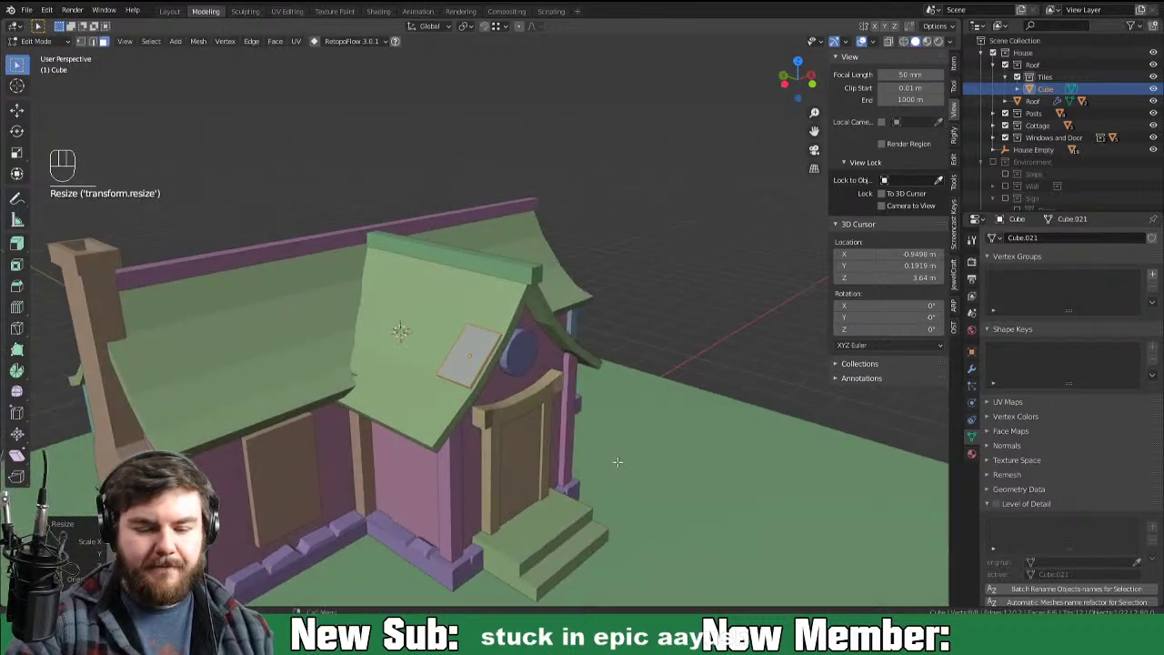
pyautogui.press('KP_1')
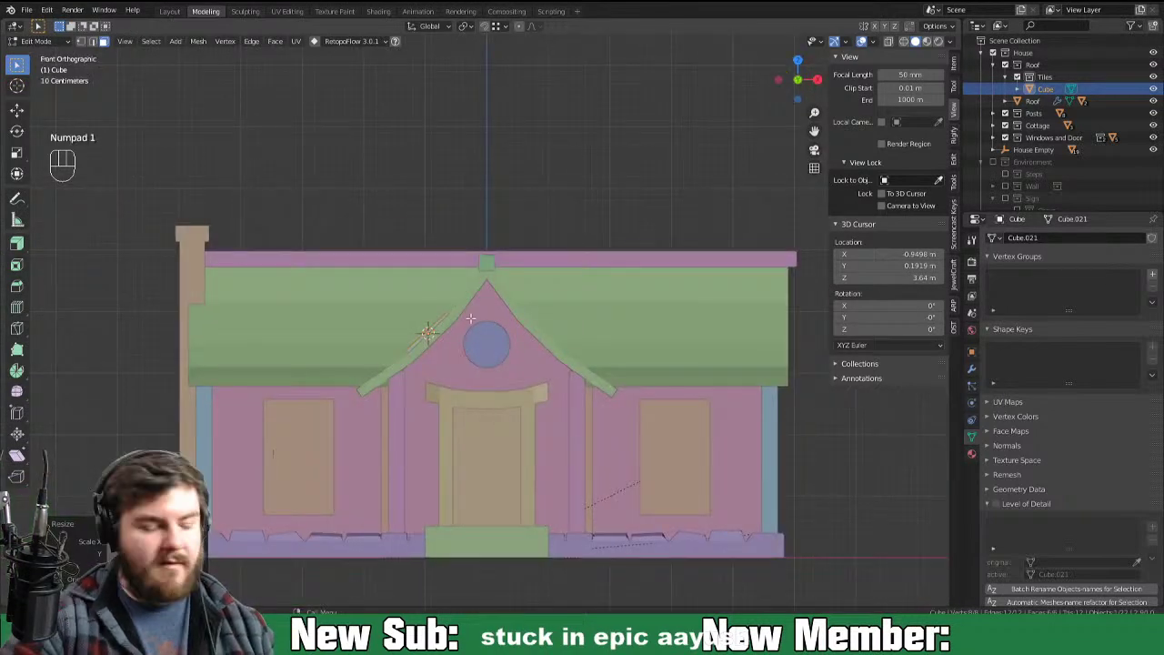
pyautogui.press('shift+d')
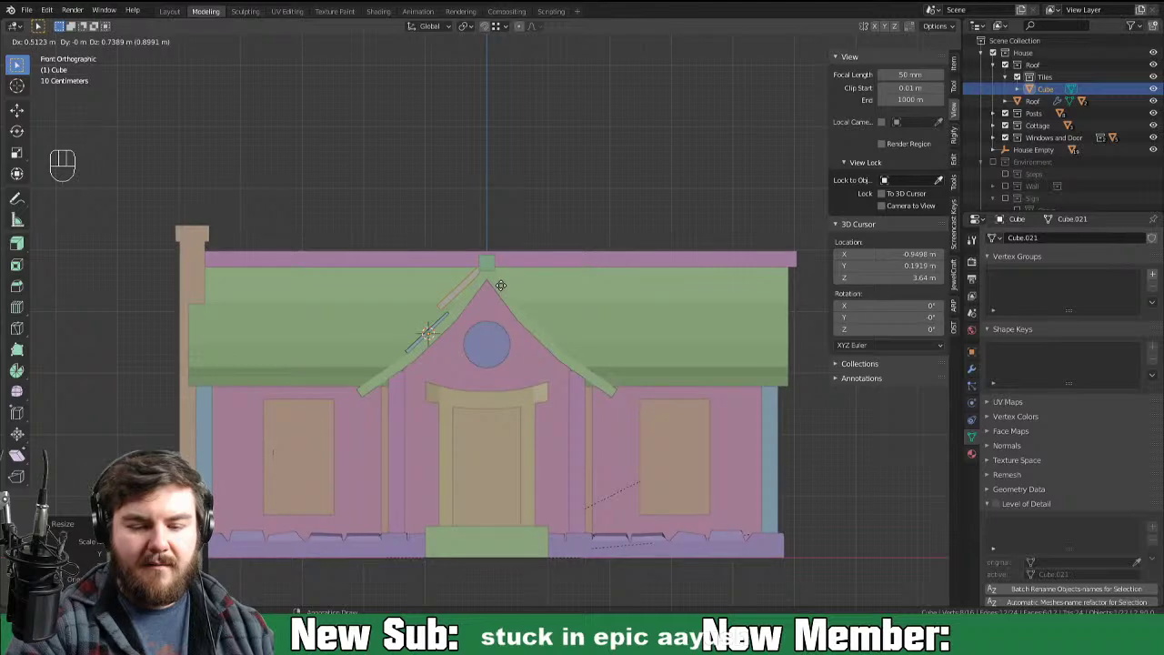
pyautogui.press('s')
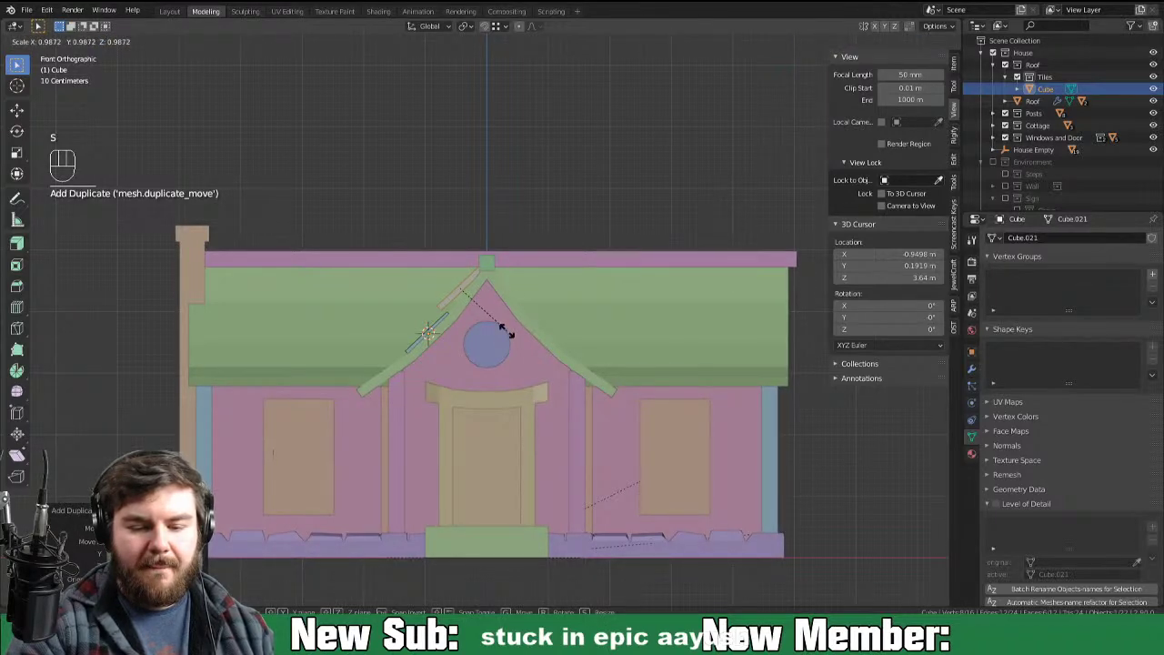
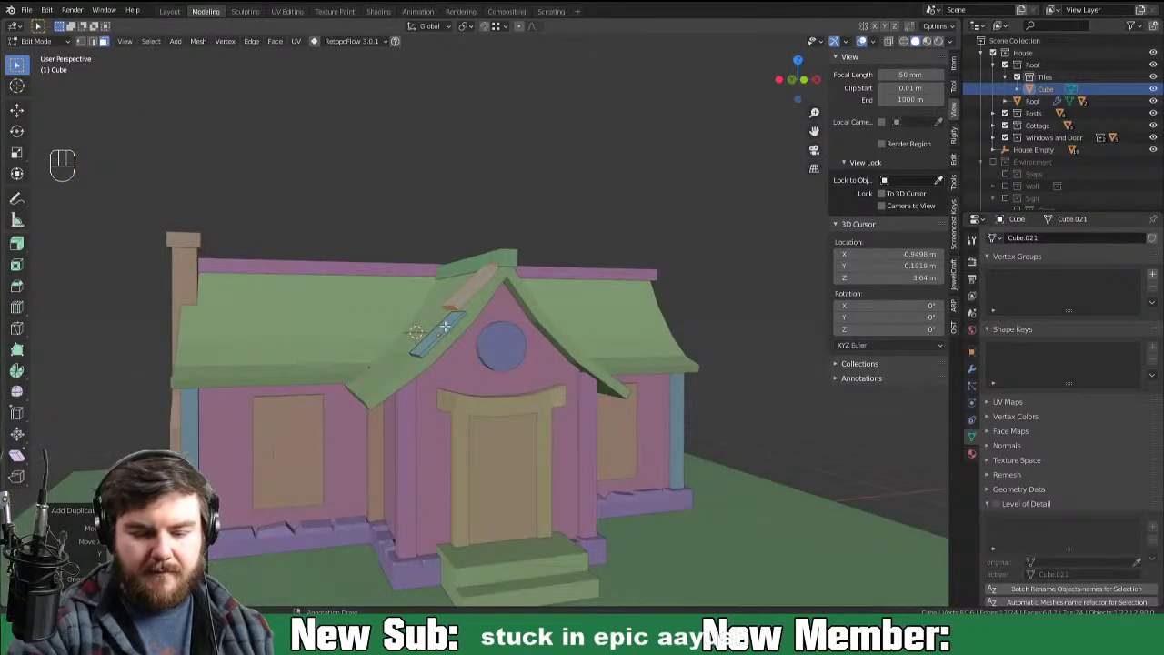
pyautogui.press('ctrl+l')
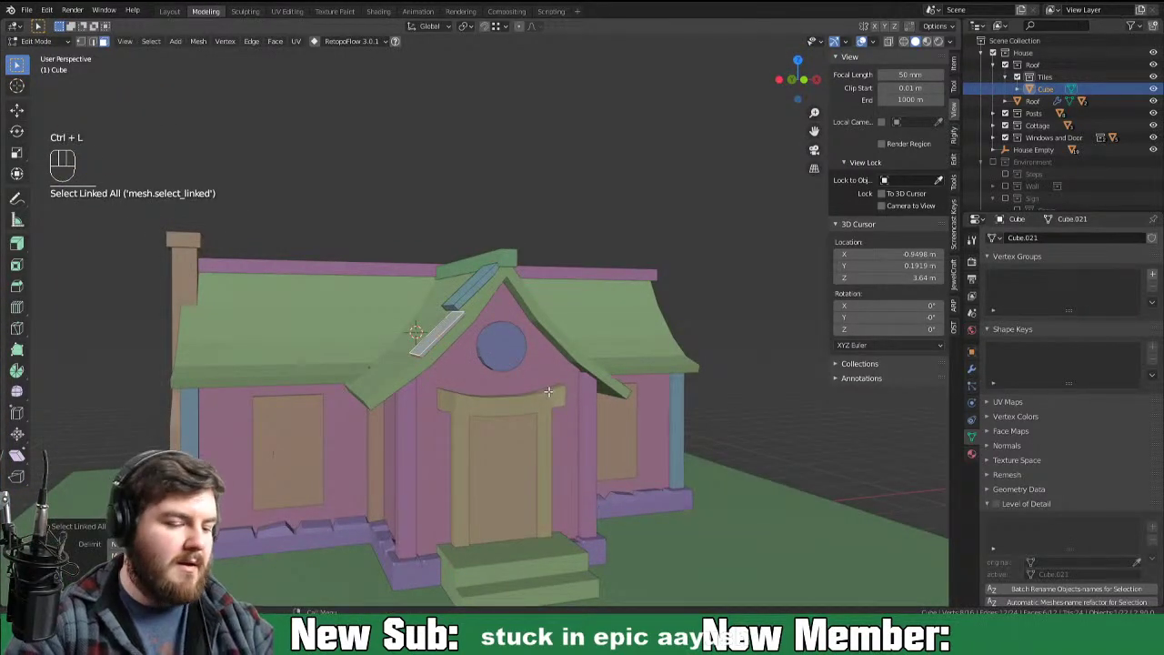
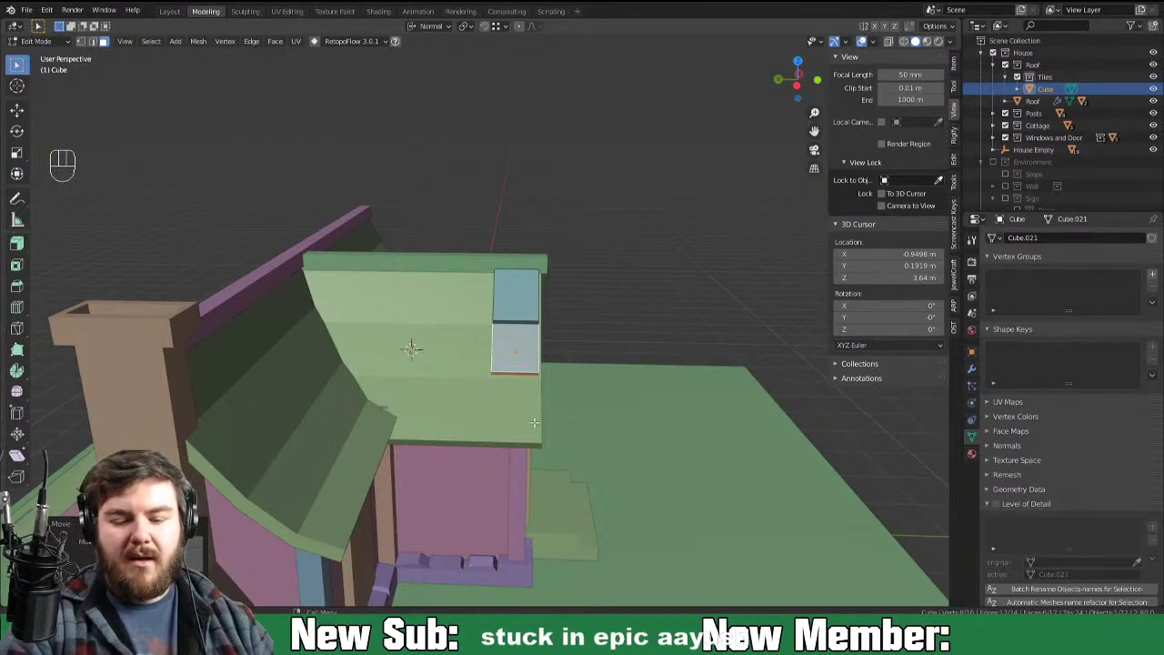
# Step: In front view, duplicate a third tile slab, rotate it down the gable slope and nudge the lowest tile into place
pyautogui.press('KP_1')
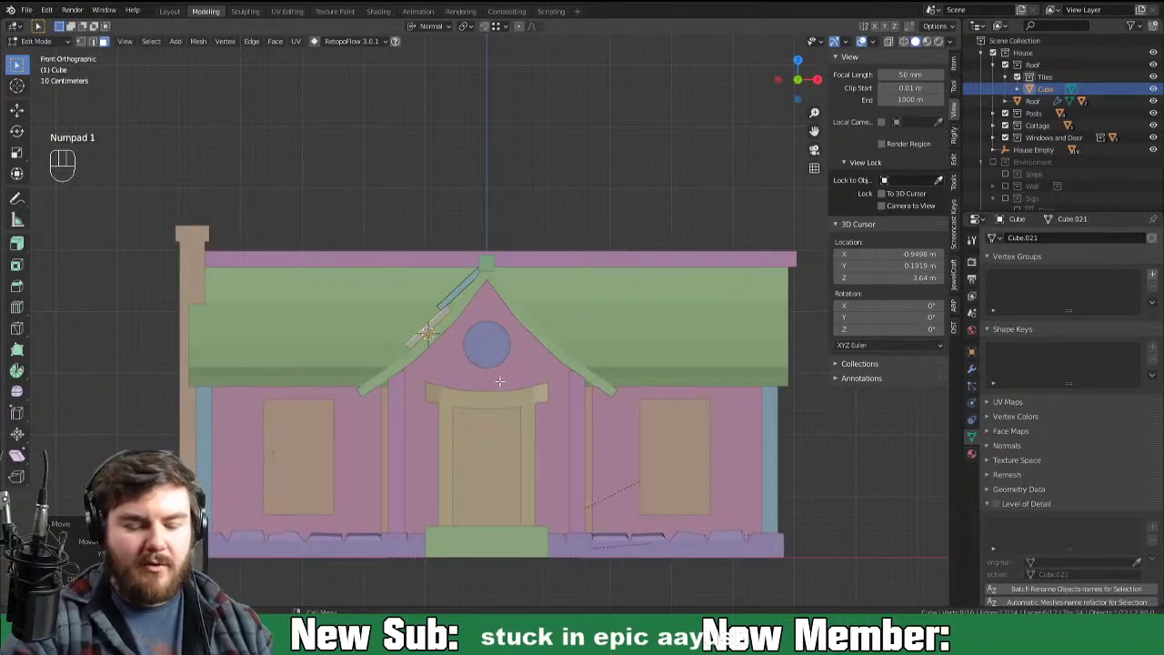
pyautogui.press('shift+d')
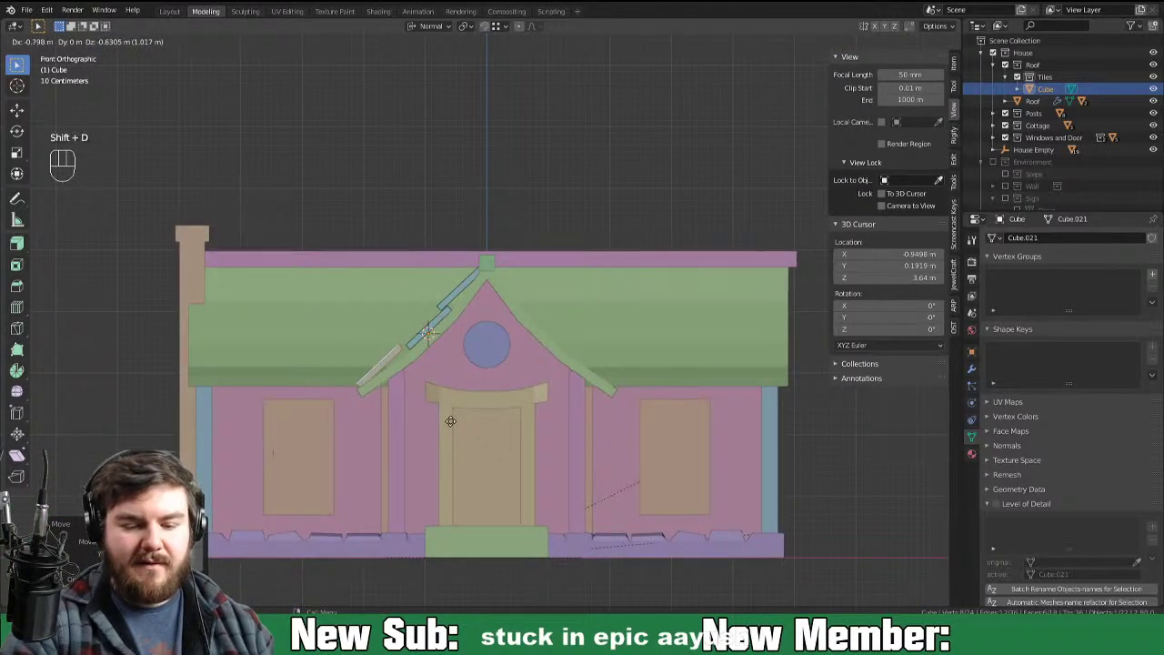
pyautogui.press('r')
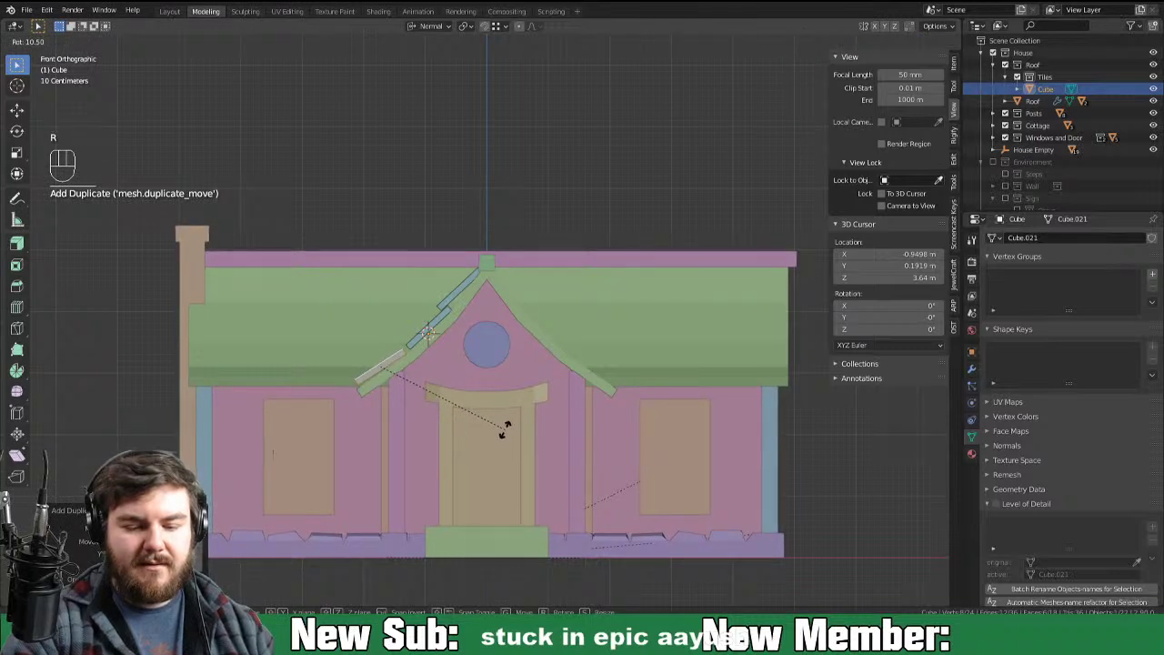
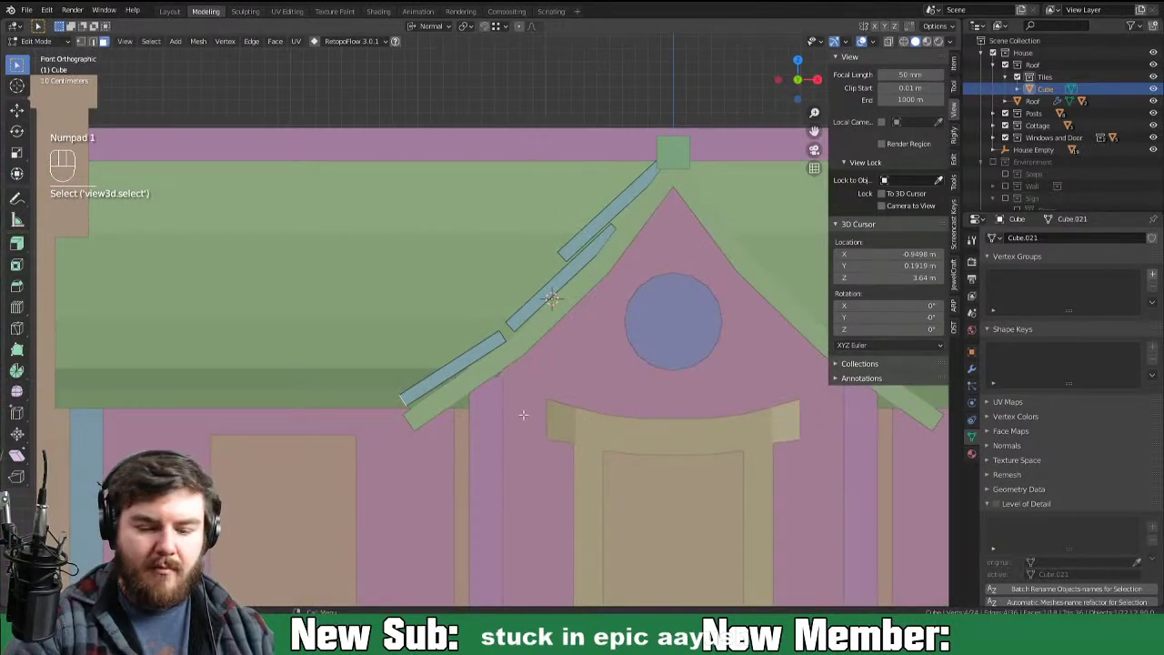
pyautogui.press('g')
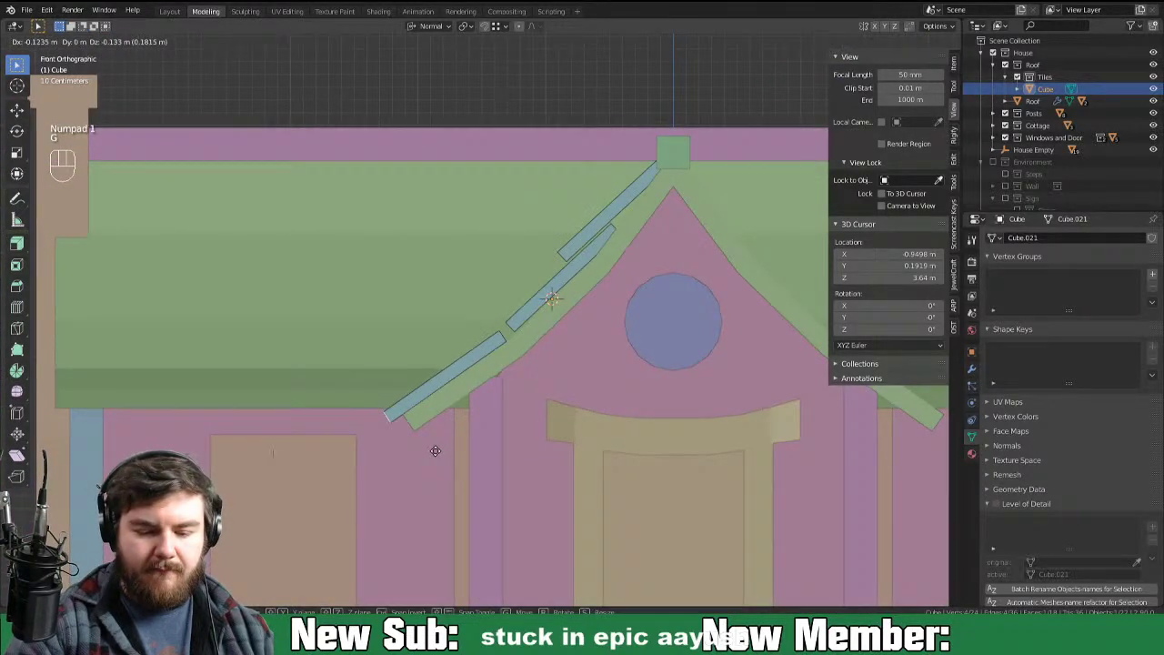
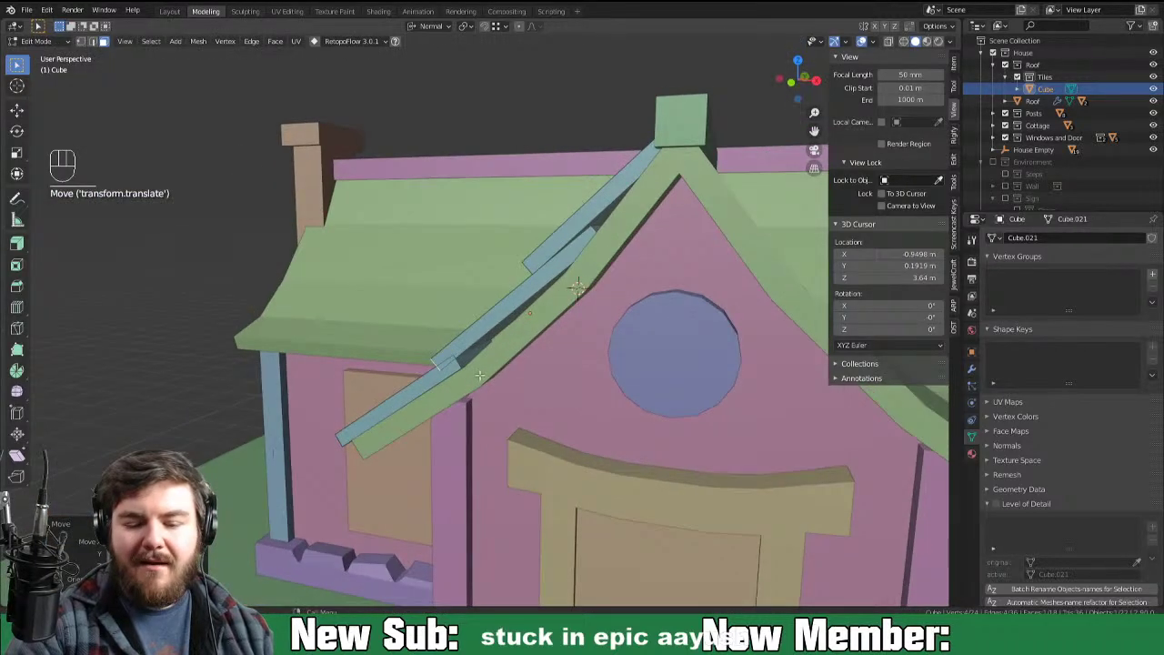
pyautogui.press('2')
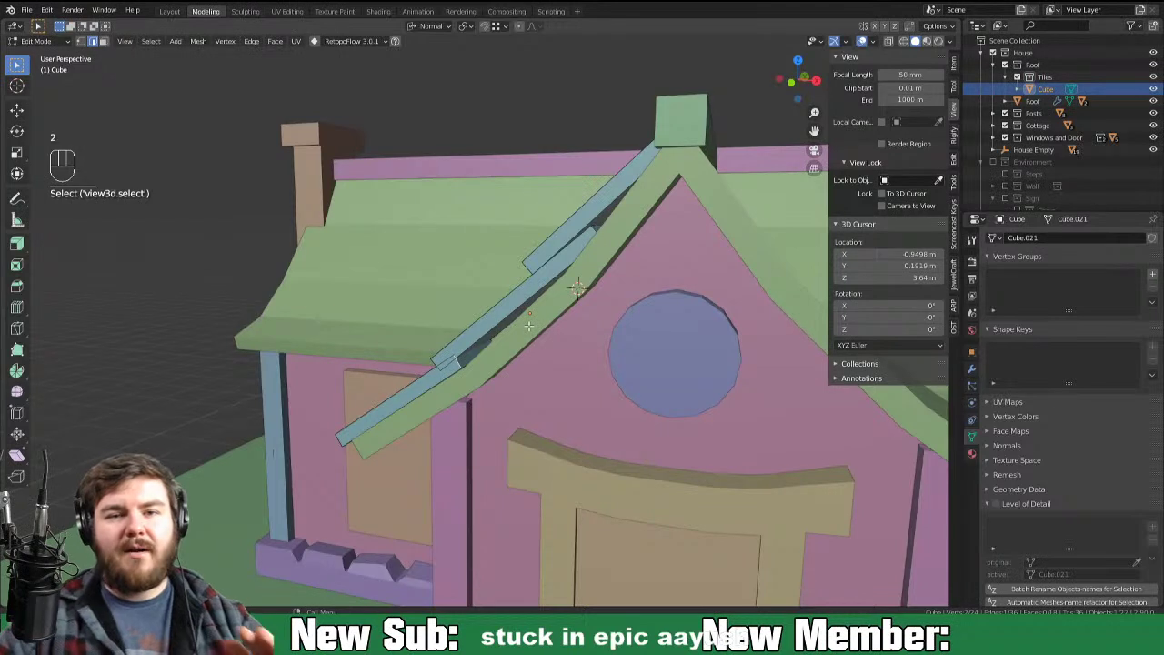
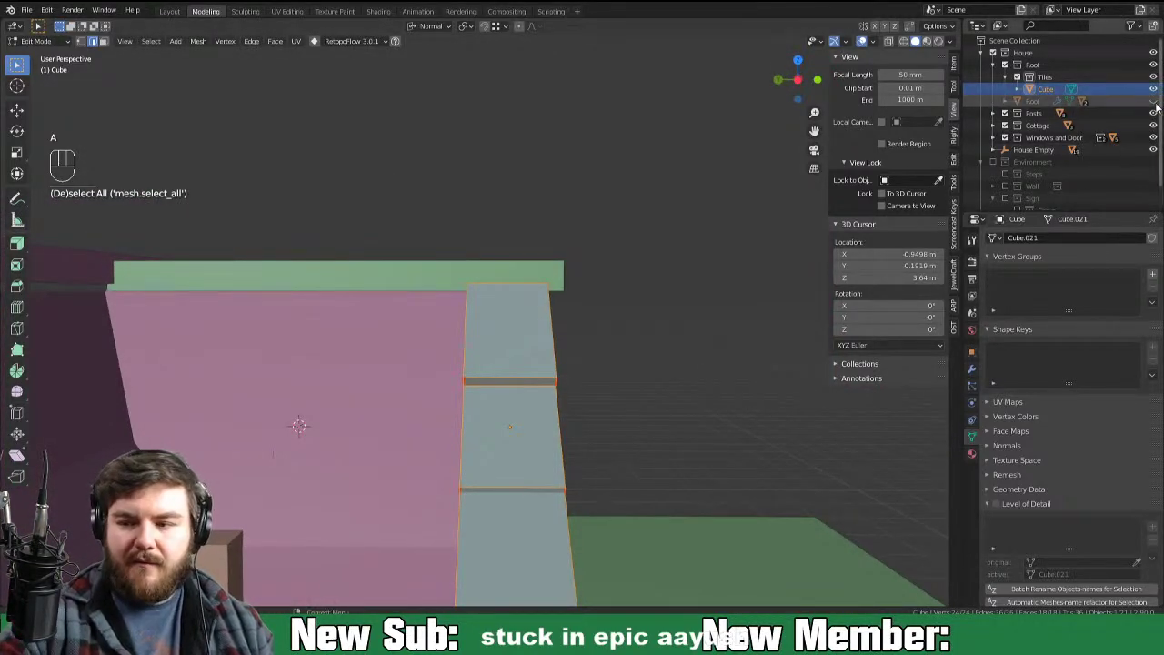
# Step: Unhide Roof, thicken the tile slabs, copy the column across the slope and add loop cuts splitting the left tiles
pyautogui.click(1161, 102)
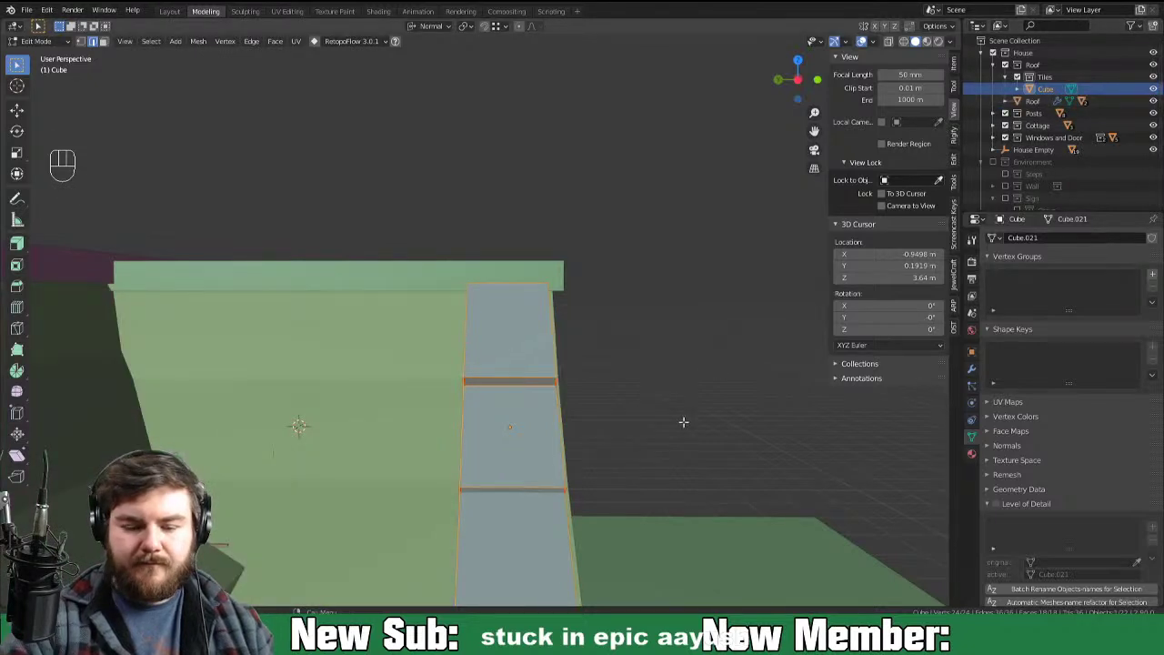
pyautogui.press('shift+d')
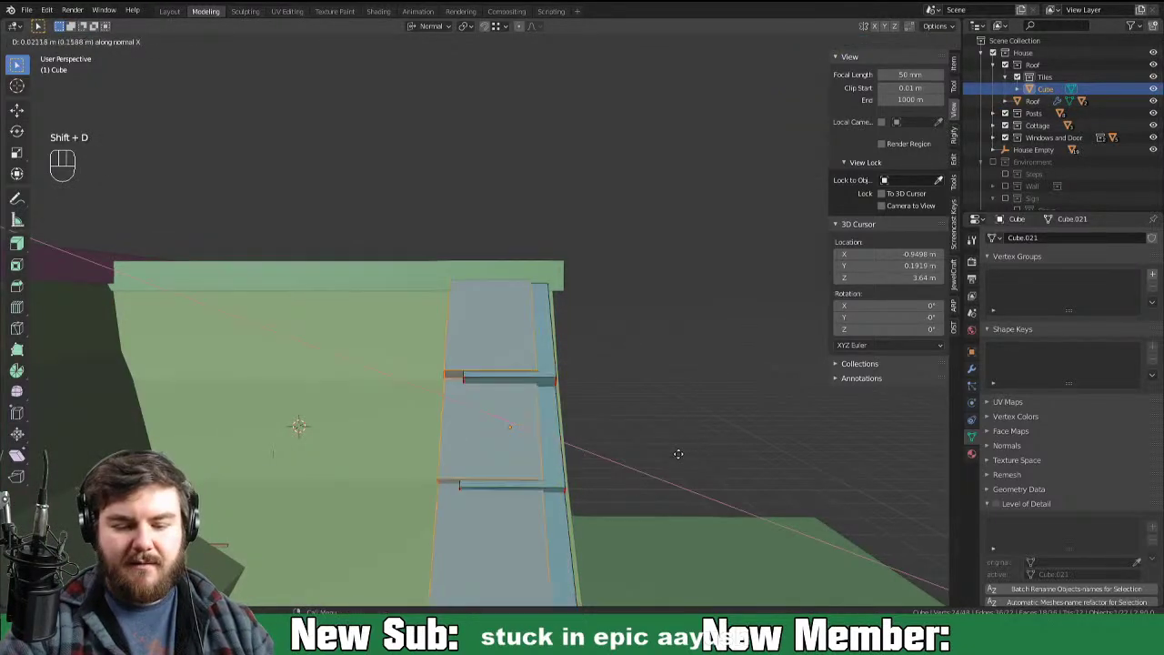
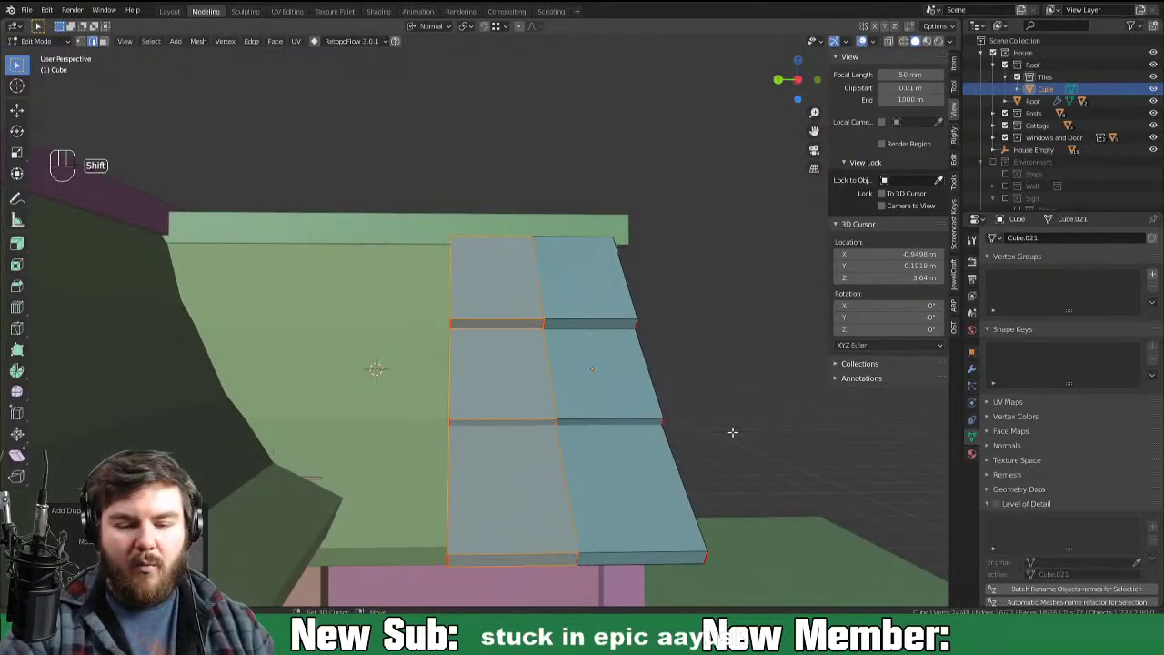
pyautogui.press('shift+d')
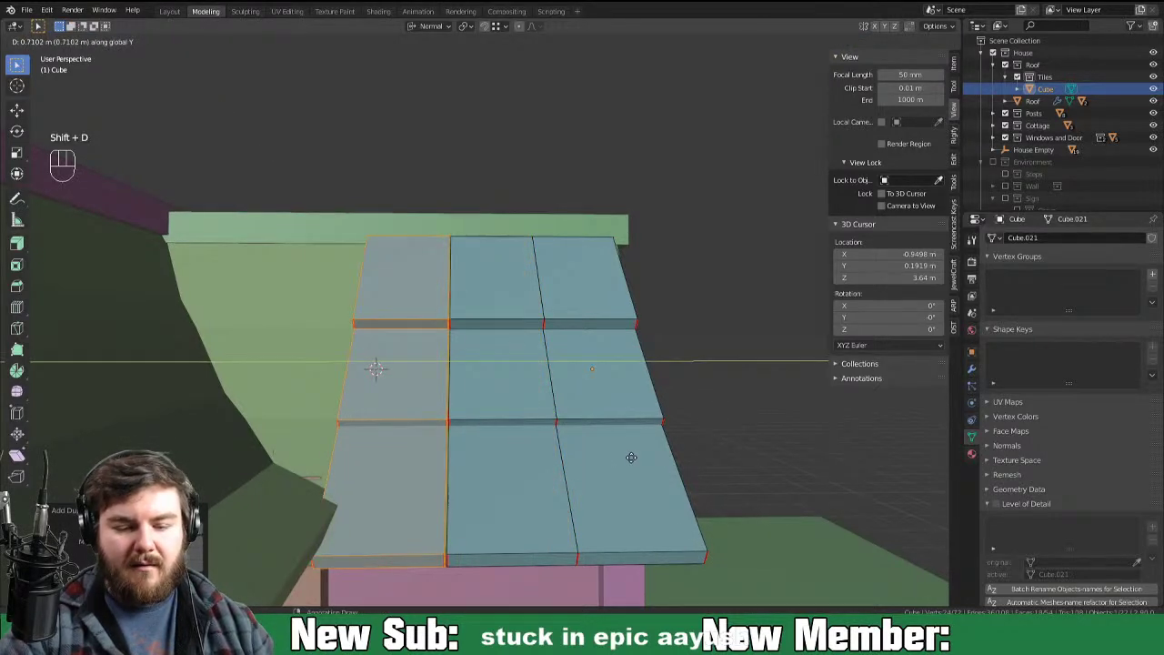
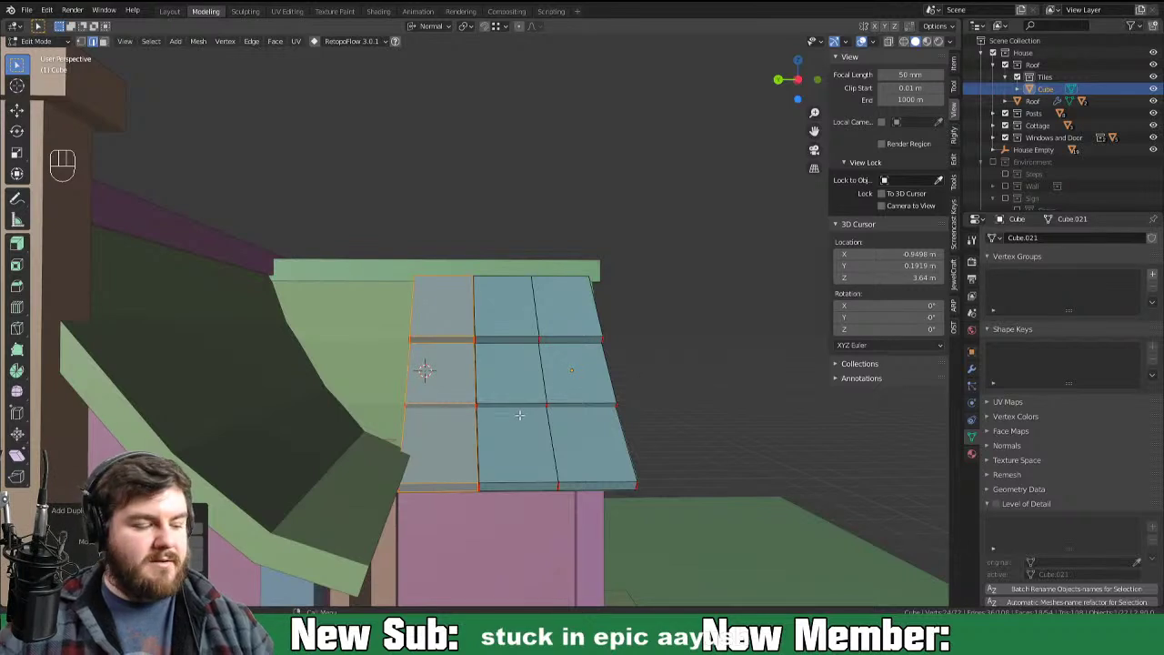
pyautogui.press('ctrl+r')
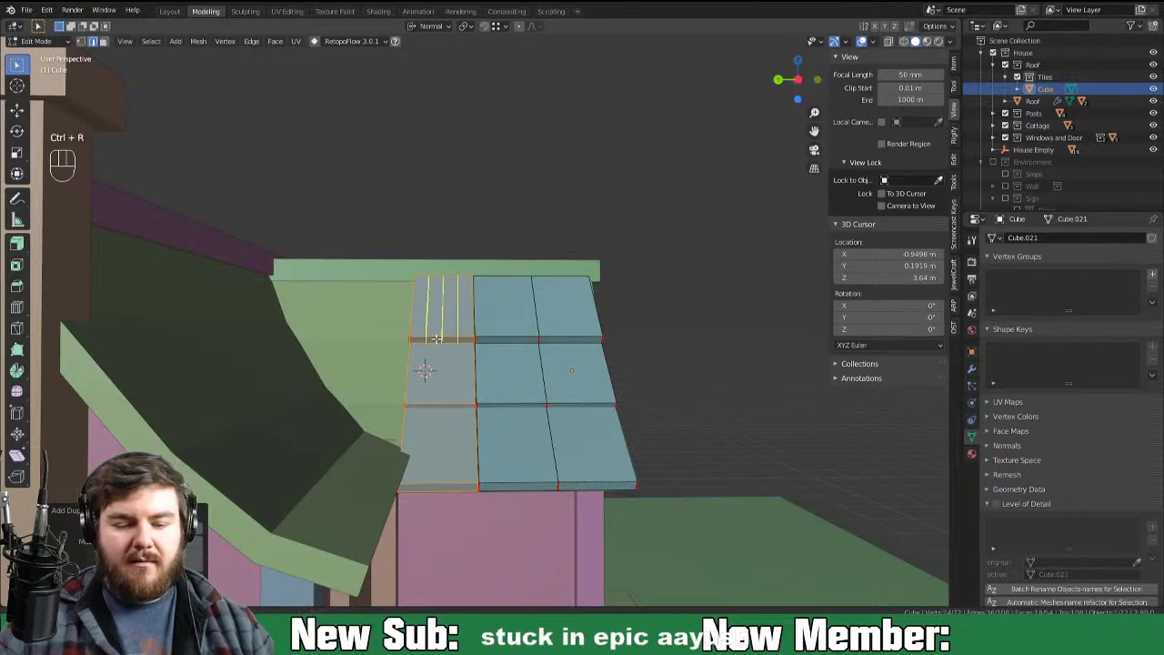
pyautogui.press('ctrl+r')
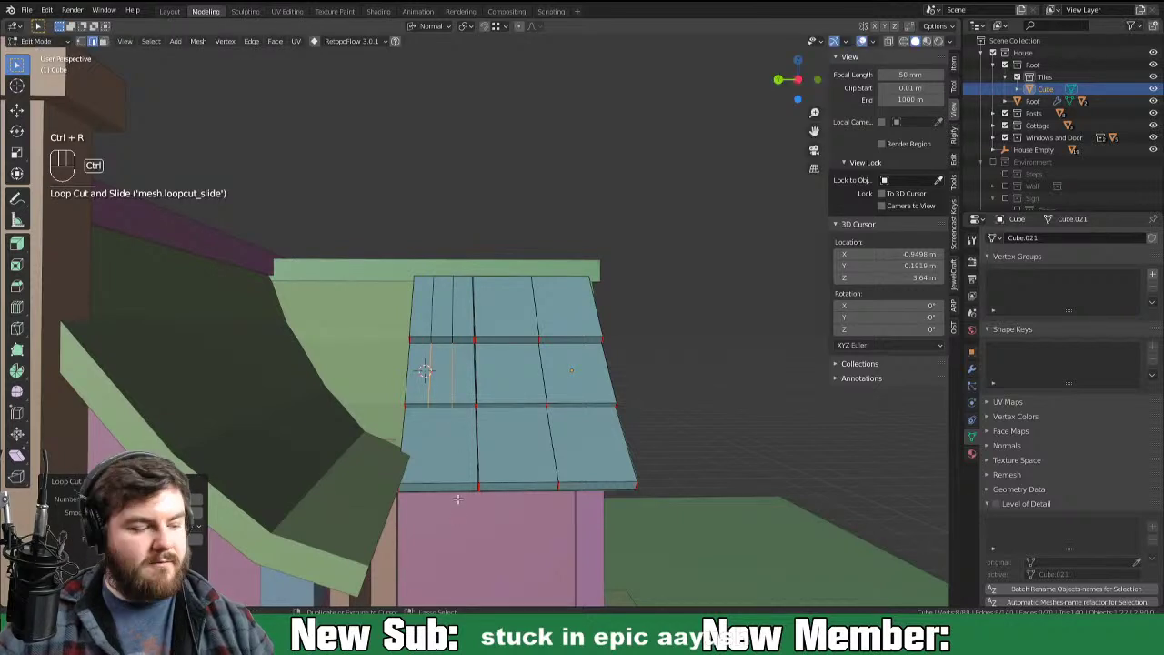
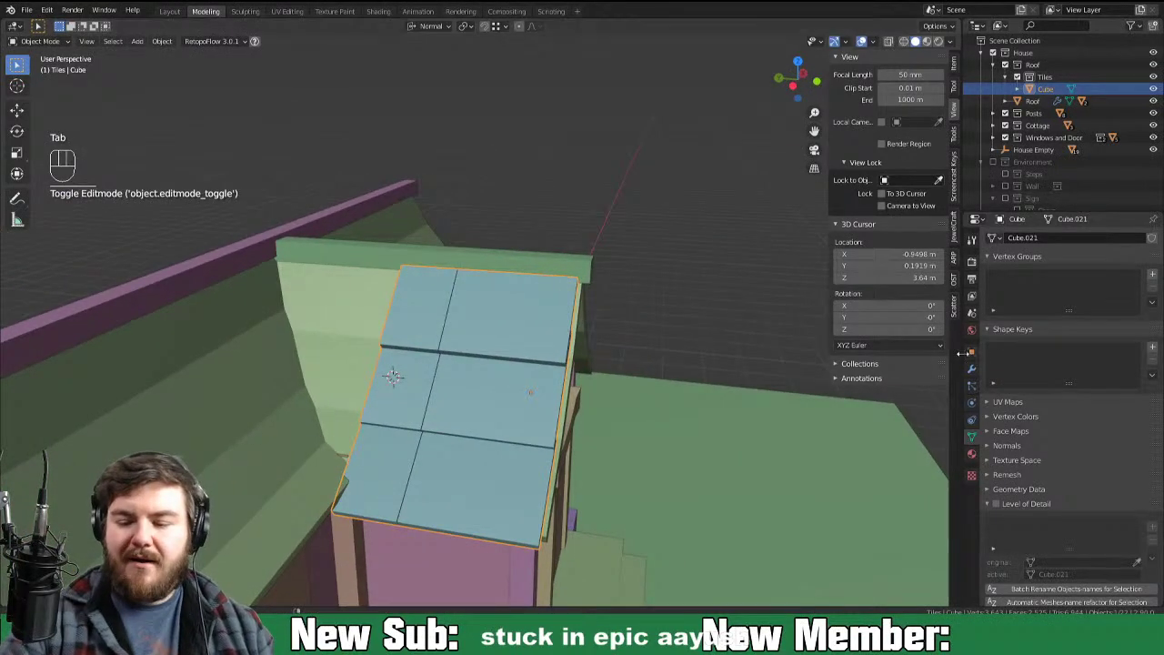
# Step: Add Array and Mirror modifiers to the tiles, Mirror first, mirrored around Front Beam onto both gable slopes
pyautogui.moveTo(1039, 246); pyautogui.dragTo(955, 283)
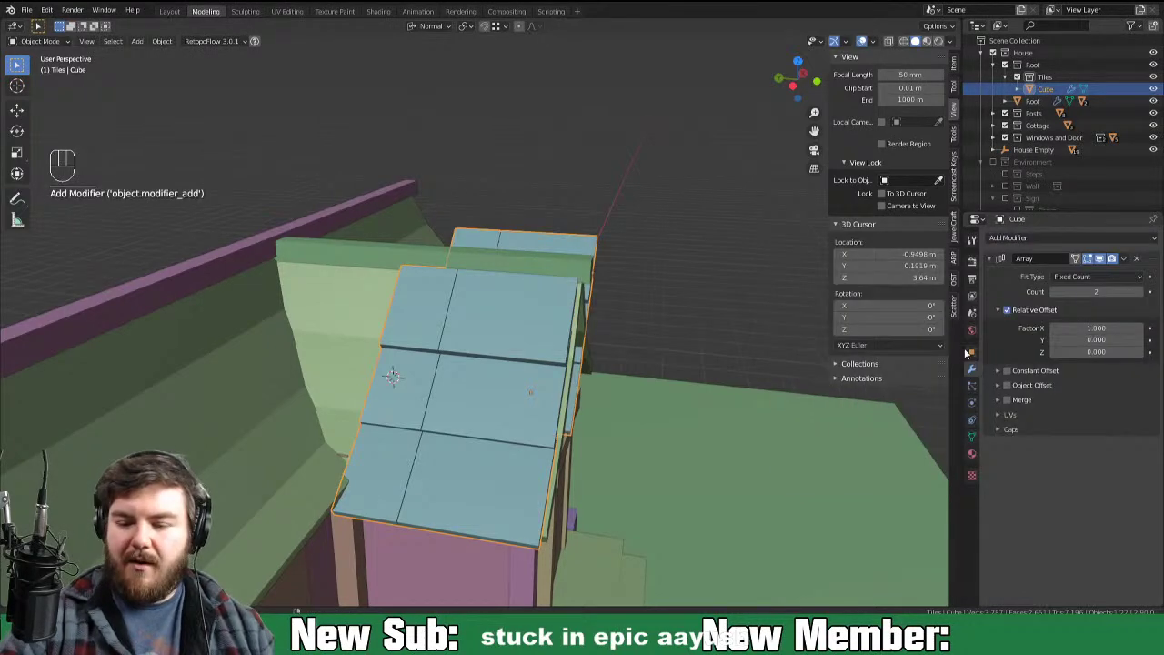
pyautogui.moveTo(827, 463); pyautogui.dragTo(738, 472)
pyautogui.moveTo(1054, 245); pyautogui.dragTo(938, 371)
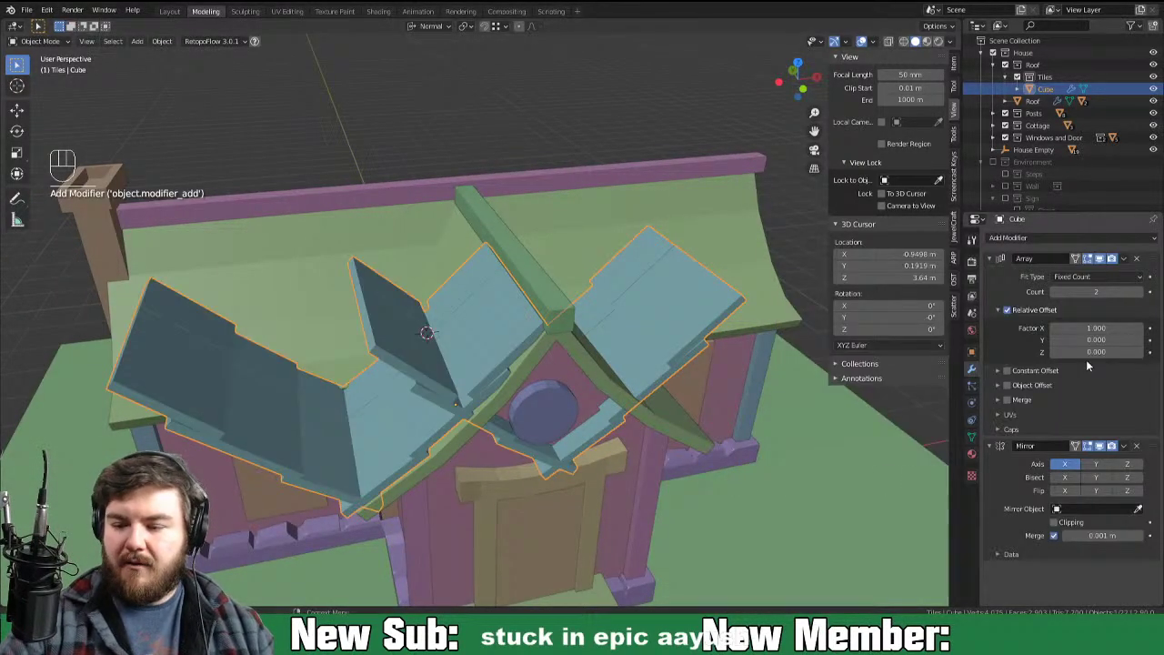
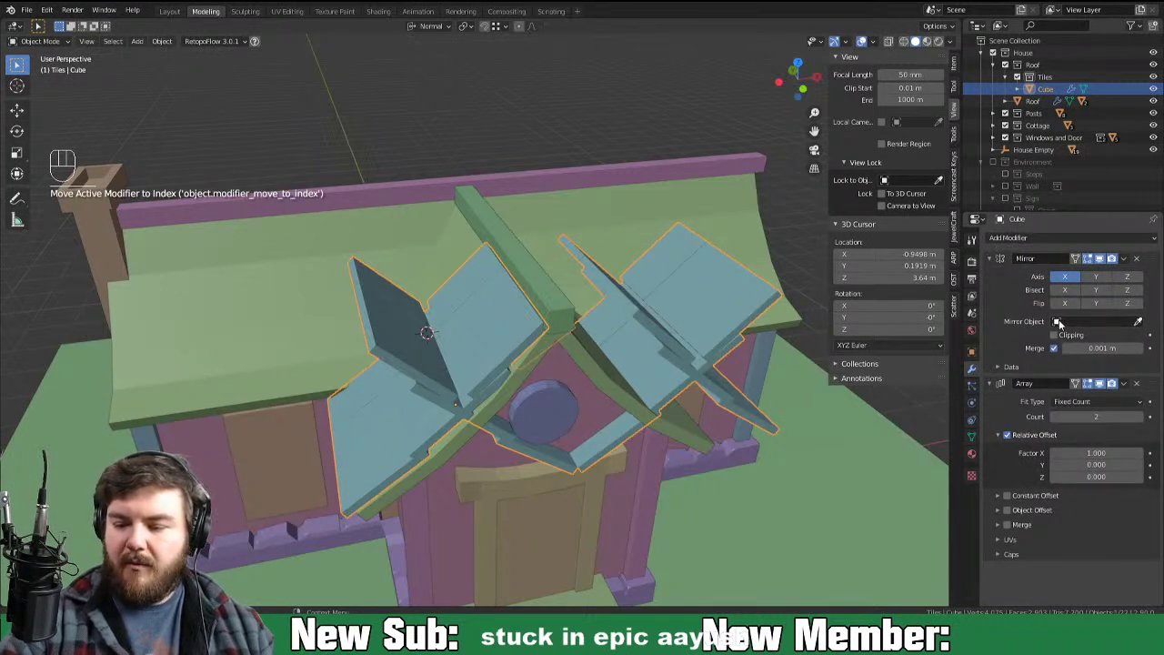
pyautogui.click(1142, 326)
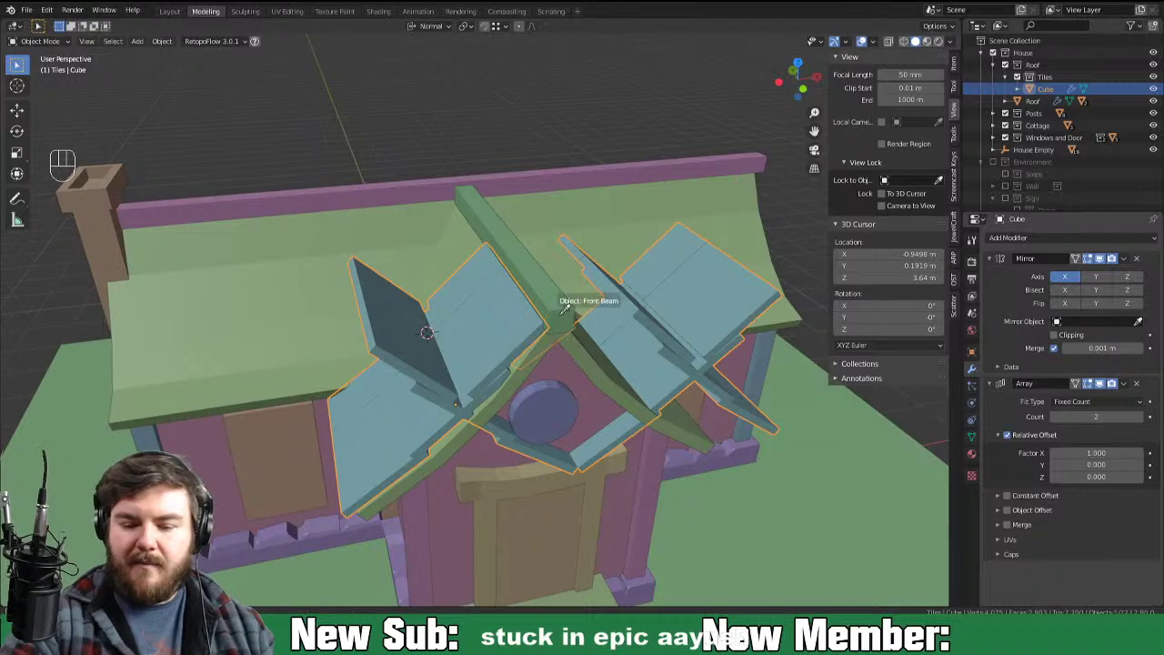
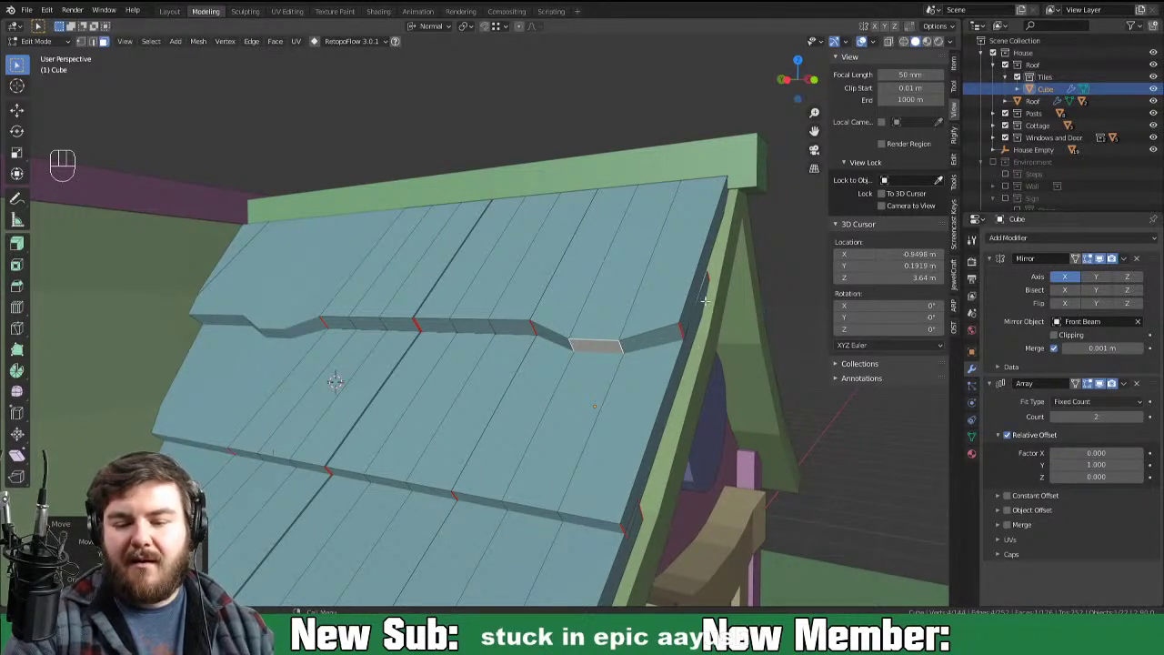
# Step: In Edit Mode, nudge tile vertices and edge-slide the right eave edge so the rows step unevenly
pyautogui.press('3')
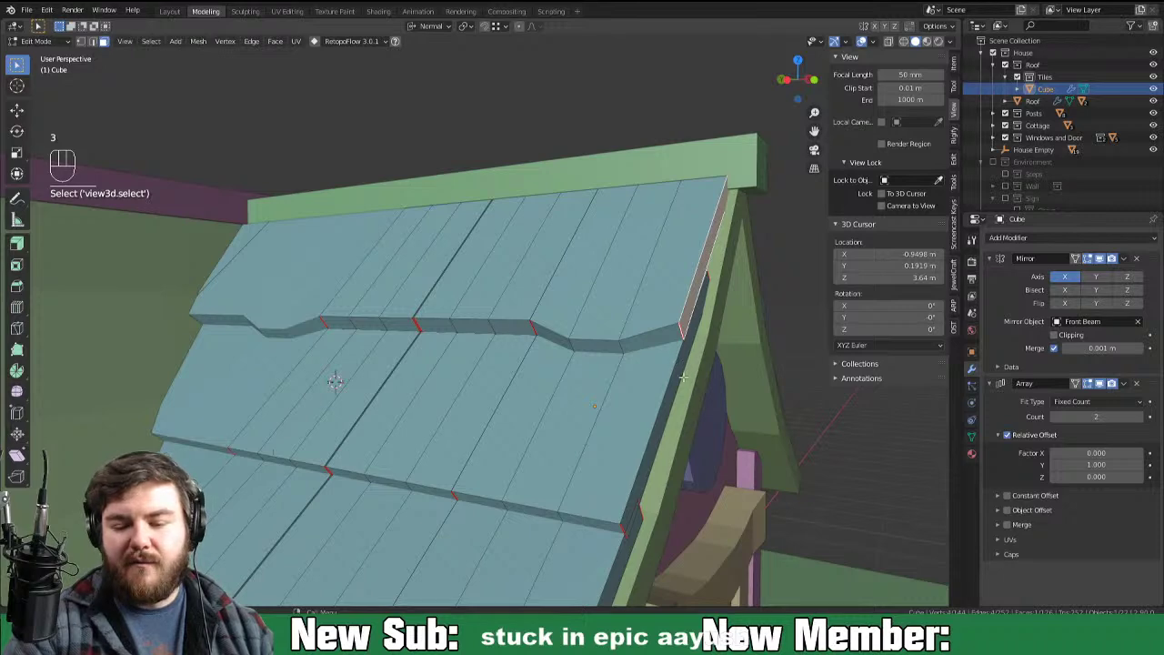
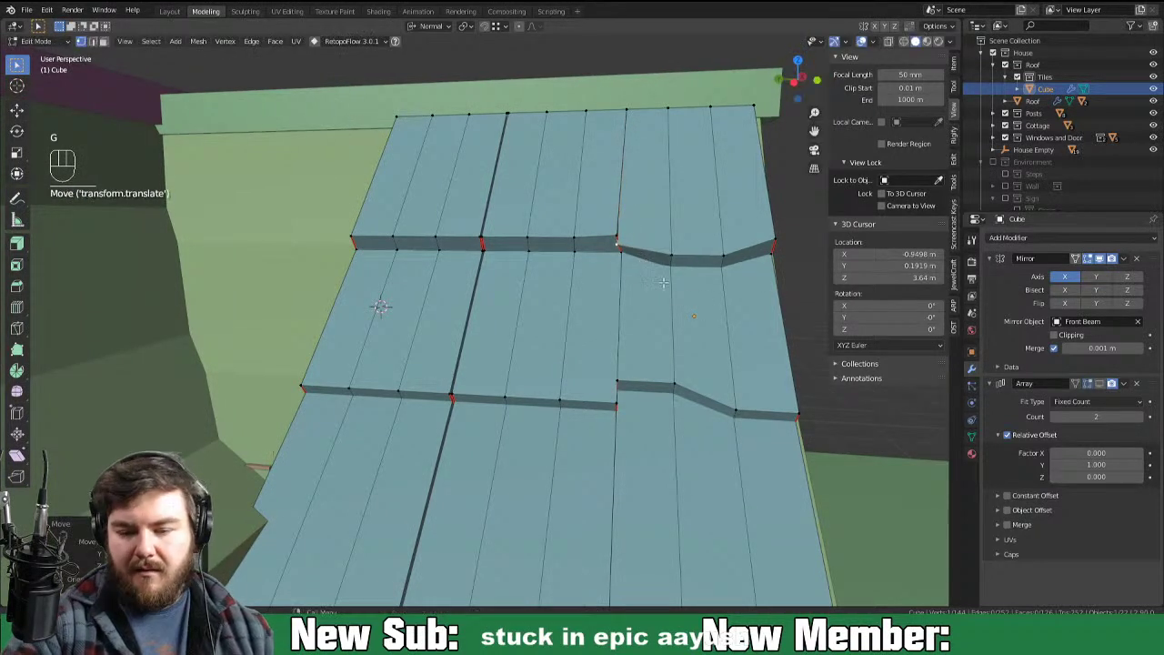
pyautogui.press('g')
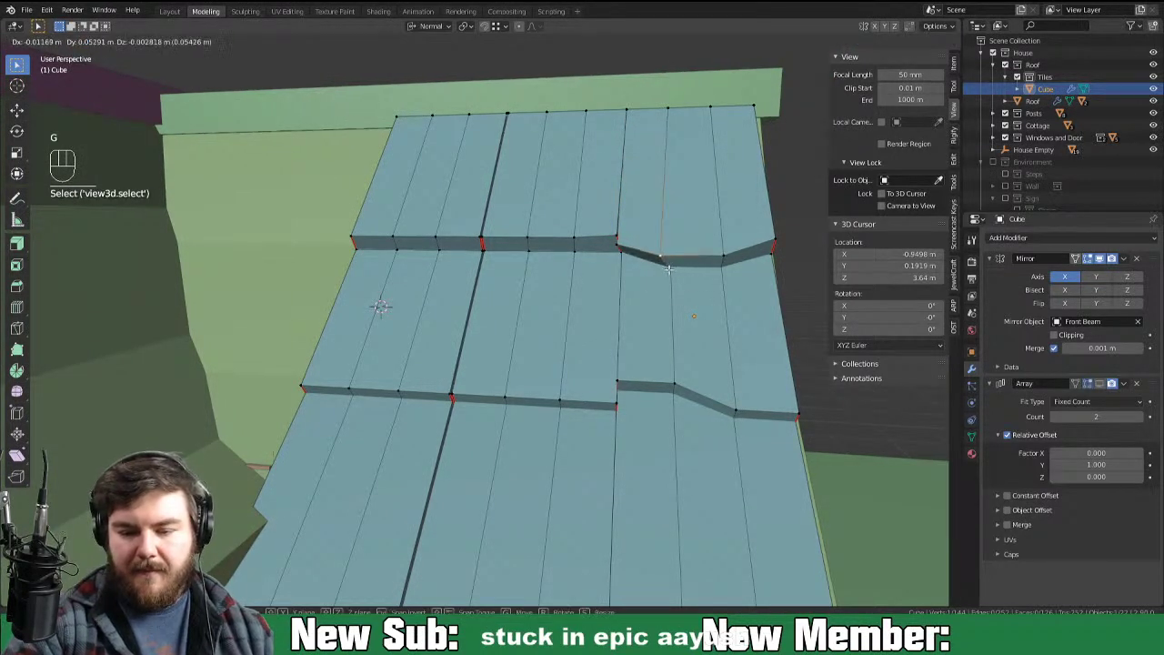
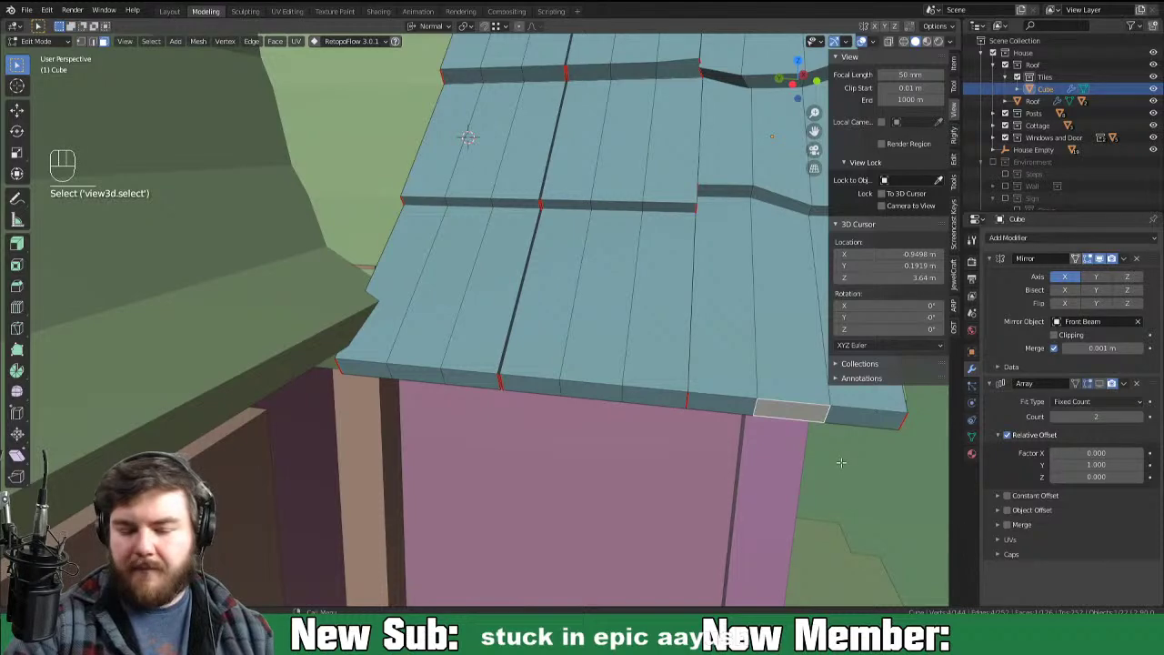
pyautogui.press('g')
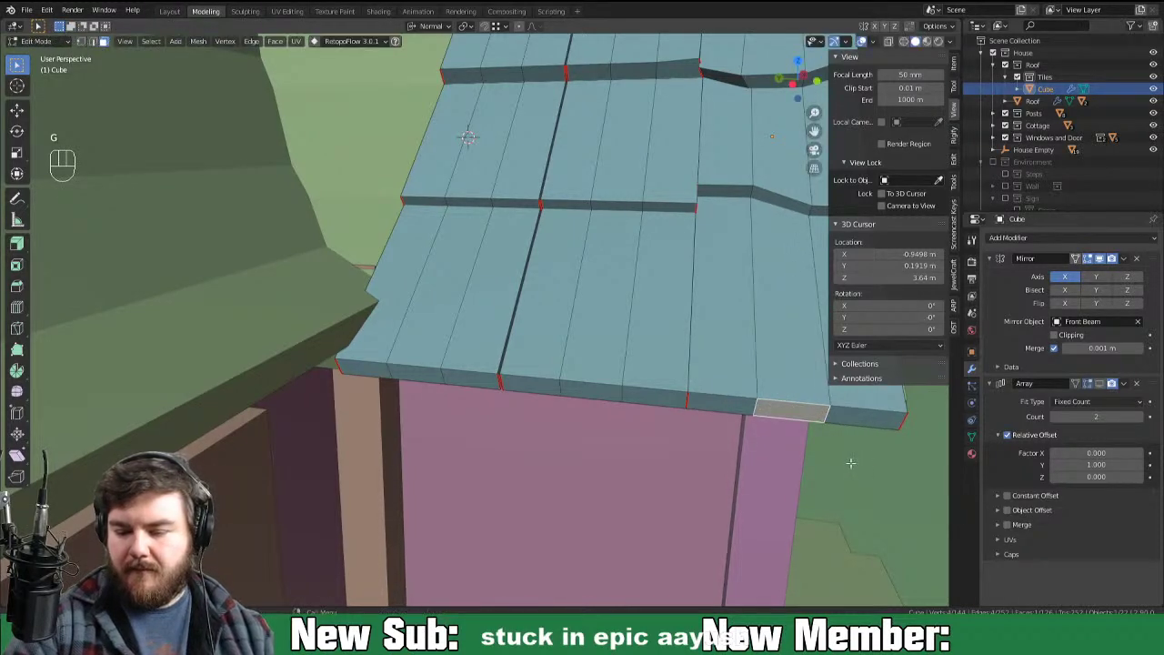
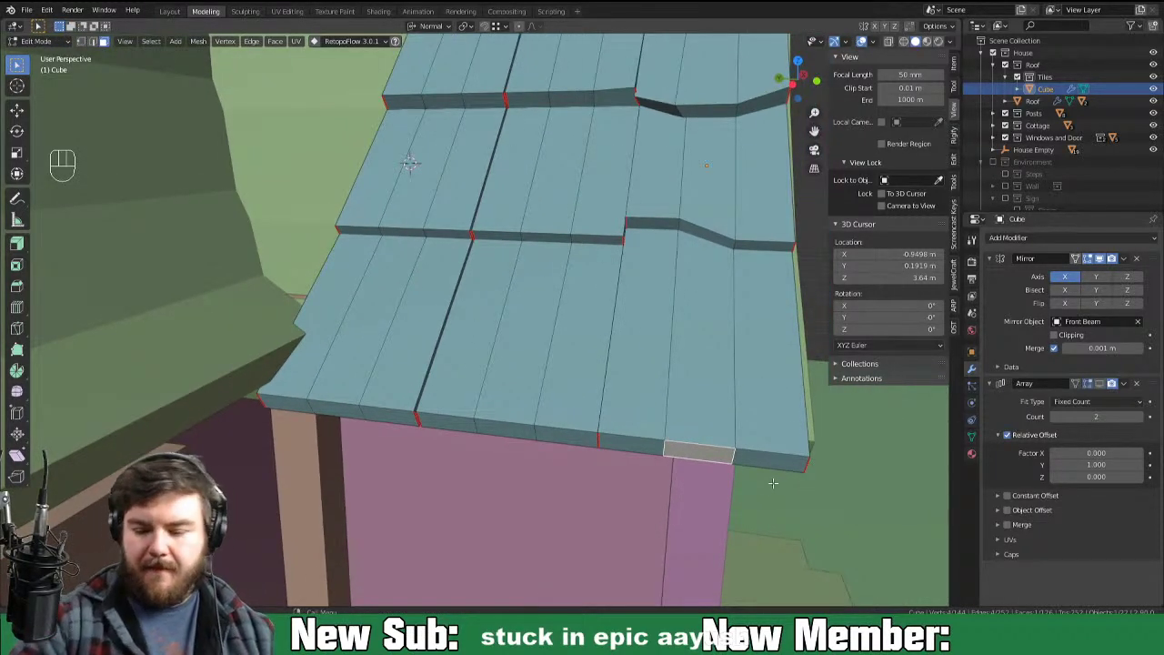
pyautogui.press('g')
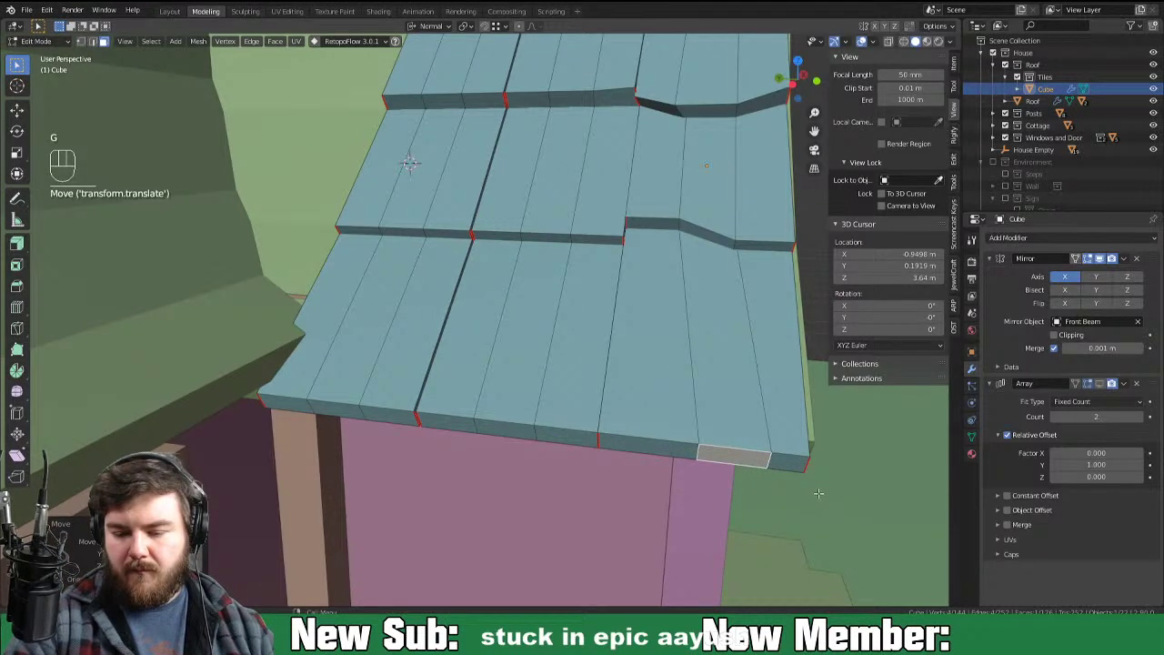
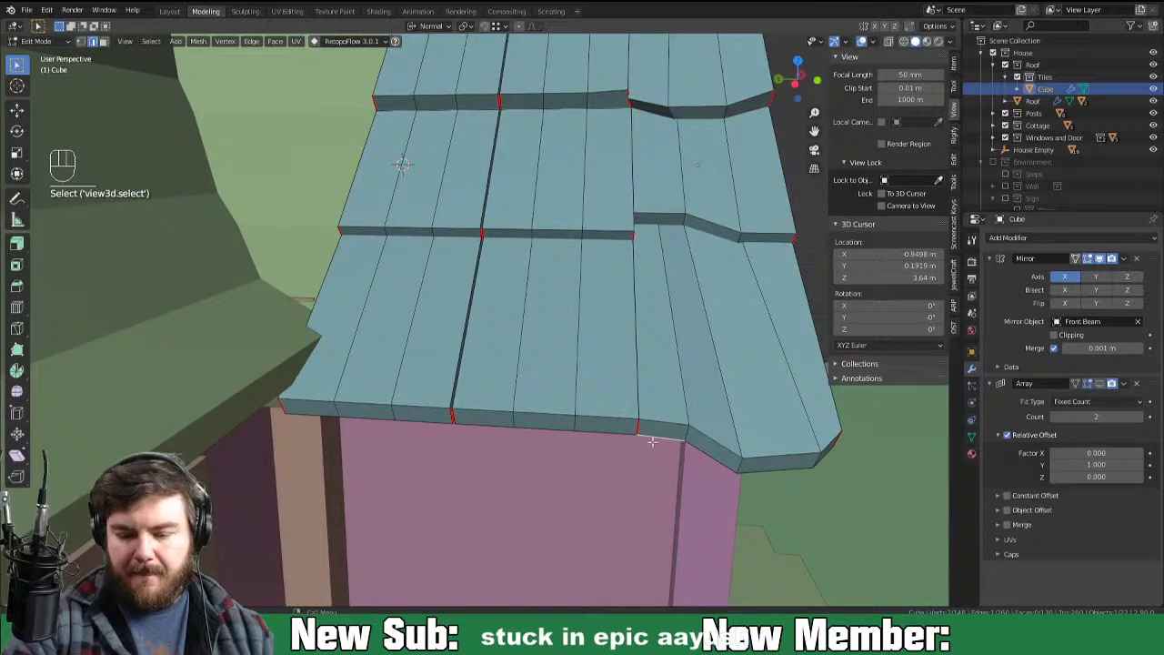
# Step: Pull, rotate and raise or lower the eave edges so the eave tiles sag and kink at varied angles
pyautogui.press('g')
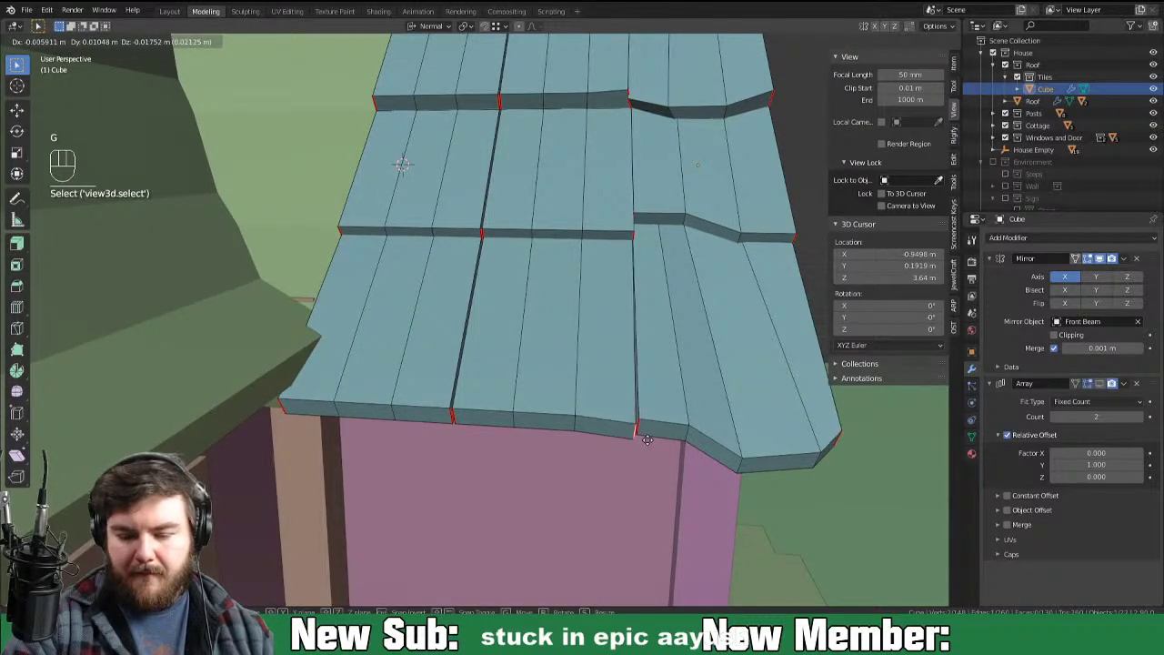
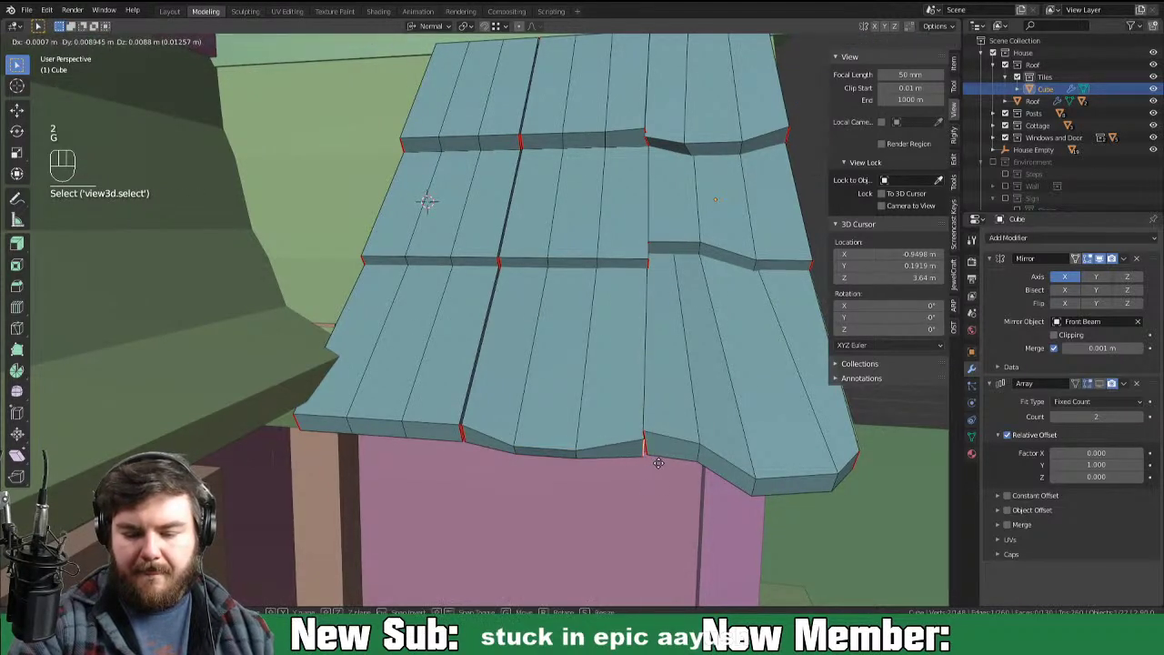
pyautogui.press('r')
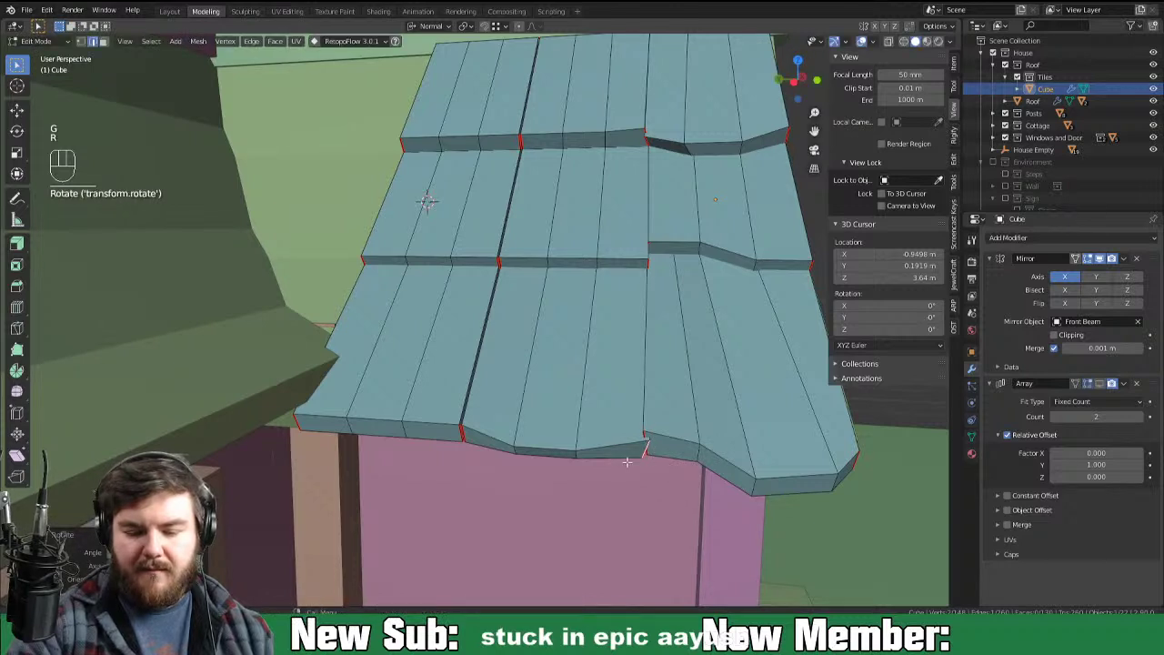
pyautogui.press('g')
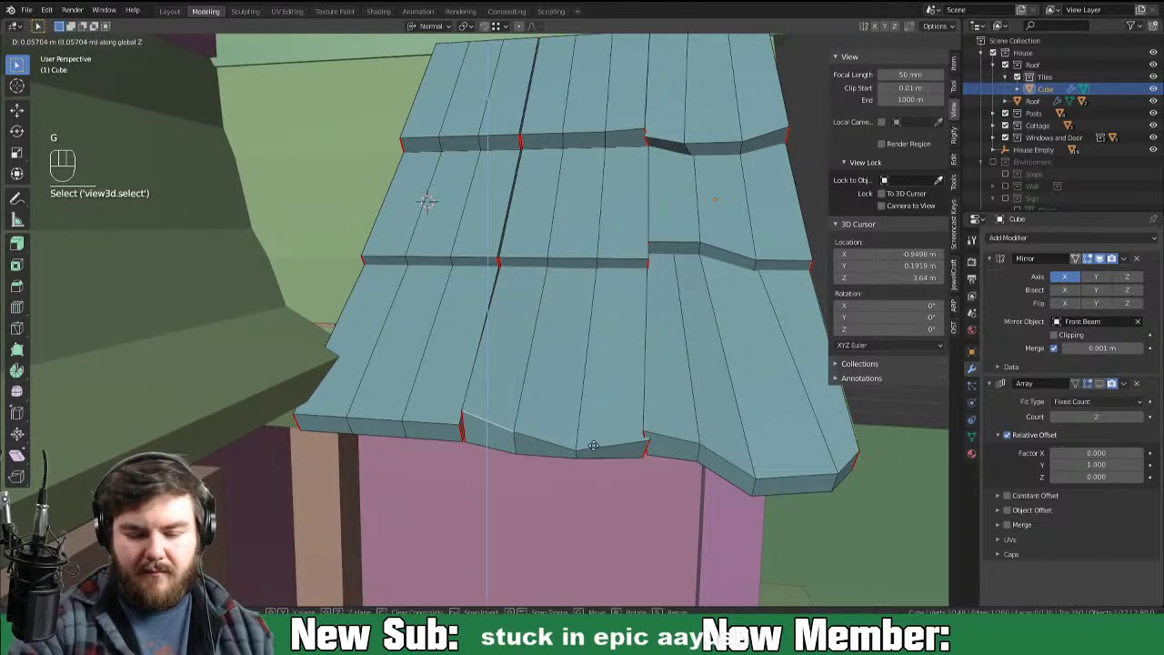
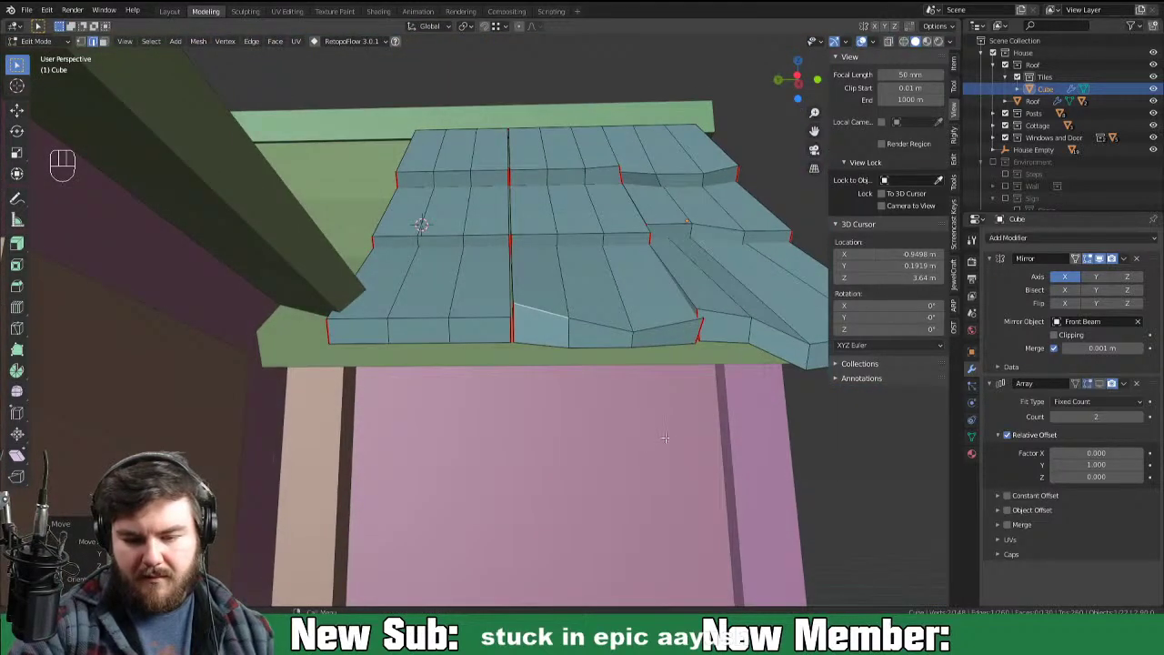
pyautogui.press('r')
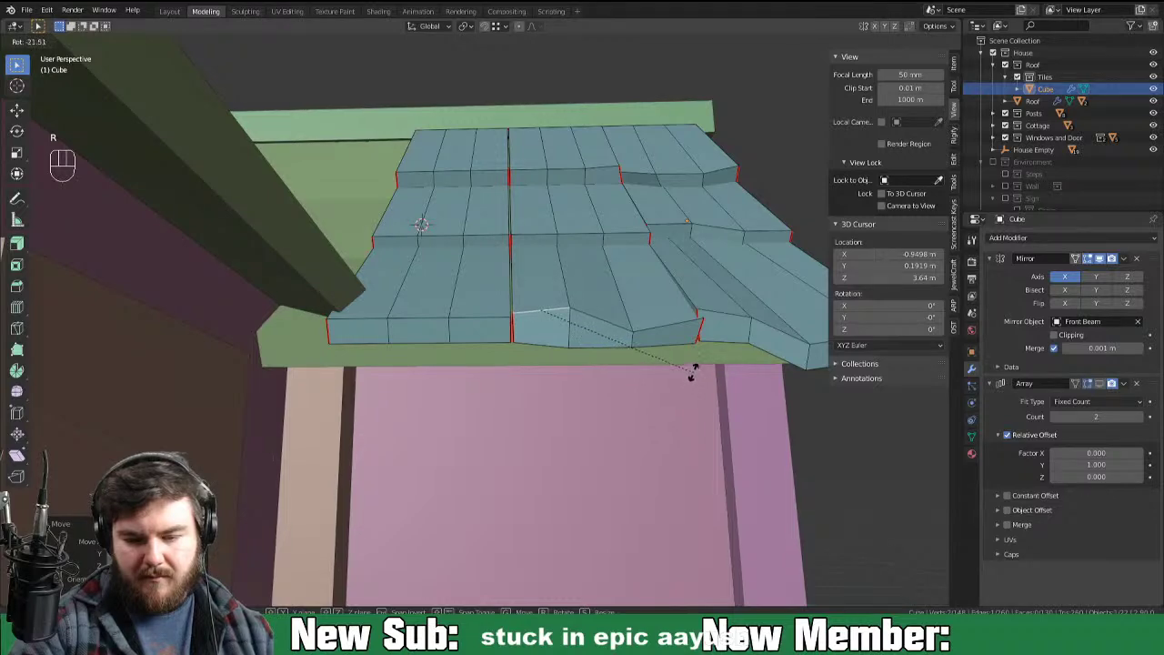
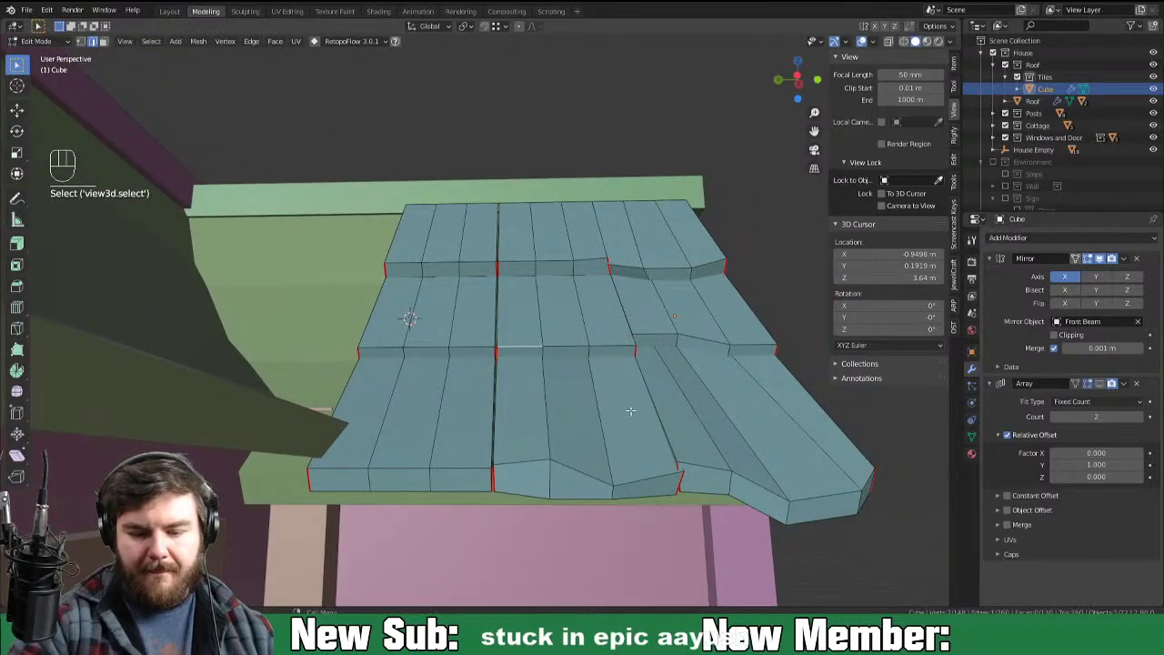
pyautogui.press('g')
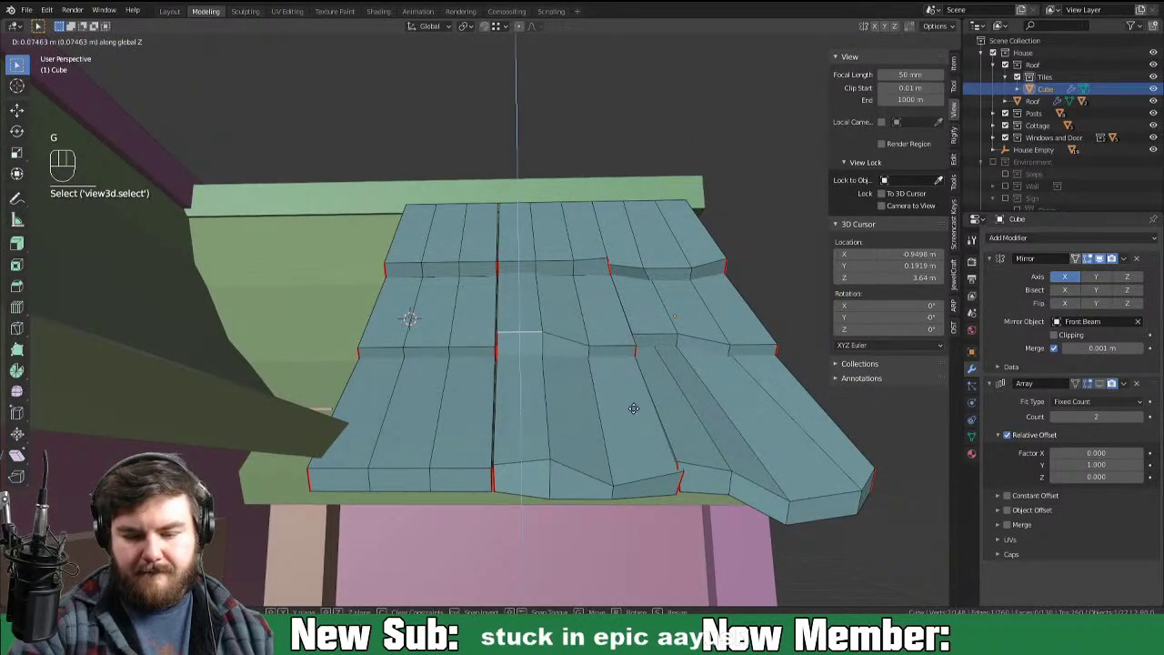
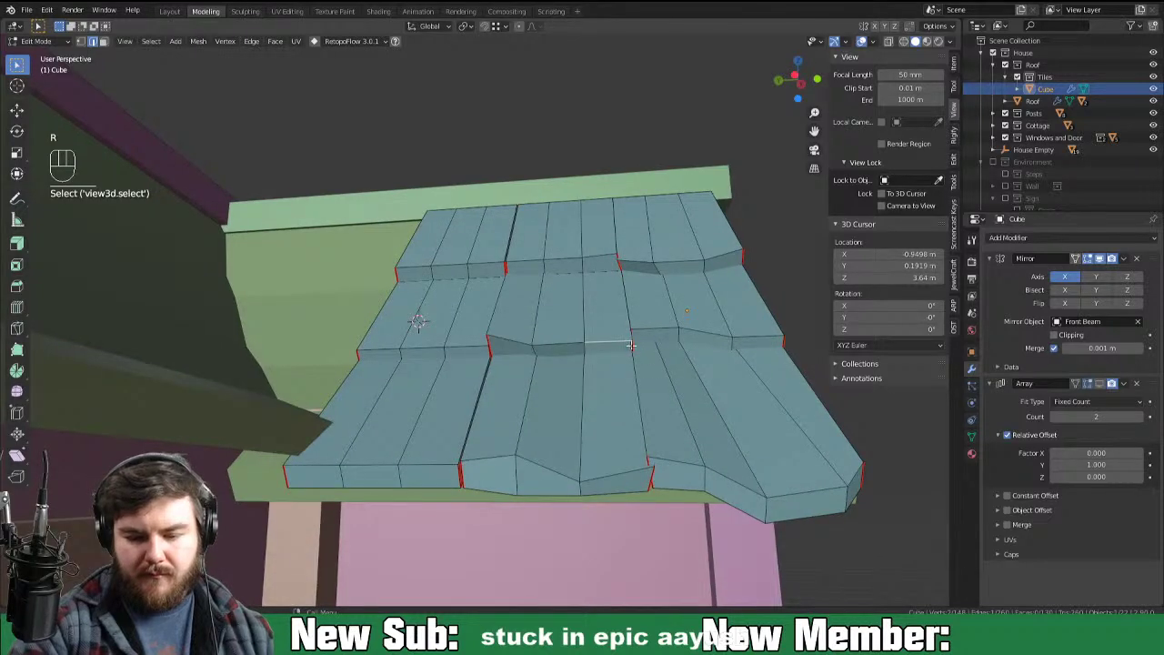
pyautogui.press('r')
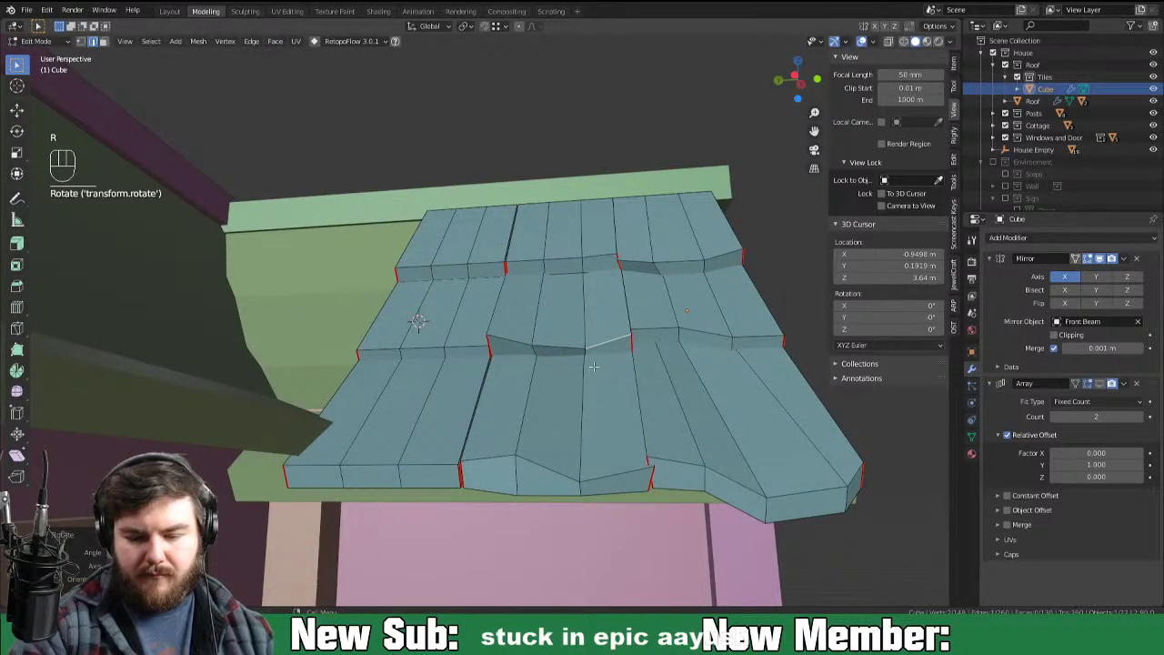
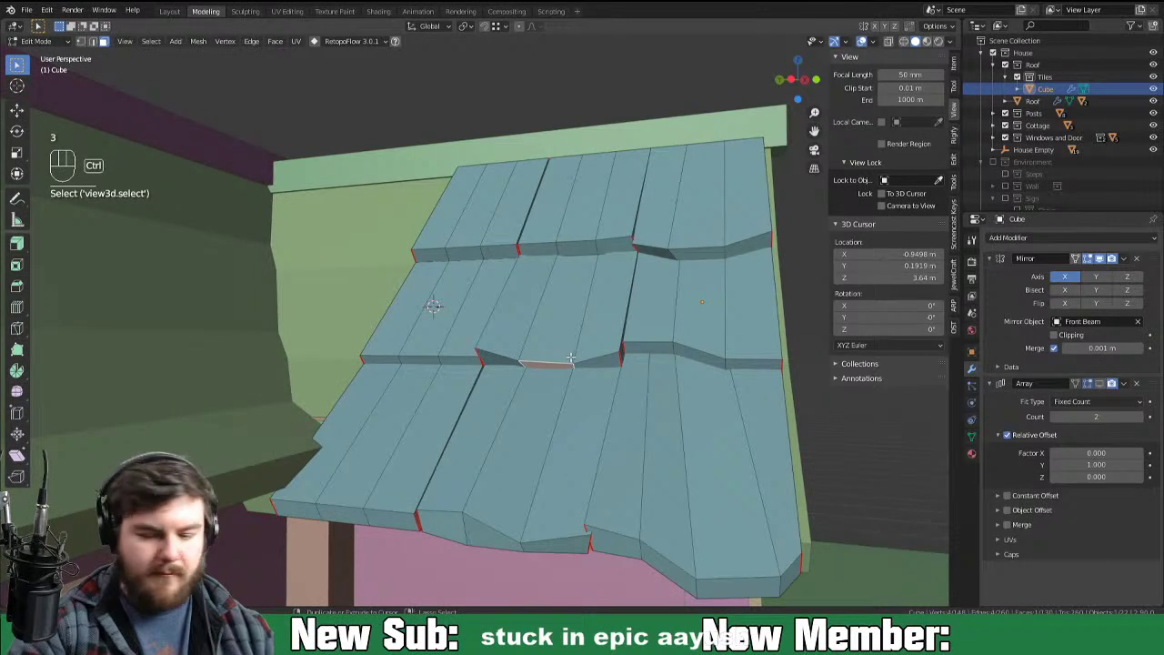
# Step: Loop-cut a middle-row tile, narrow the new section along X and push it down into a dipped notch
pyautogui.press('ctrl+r')
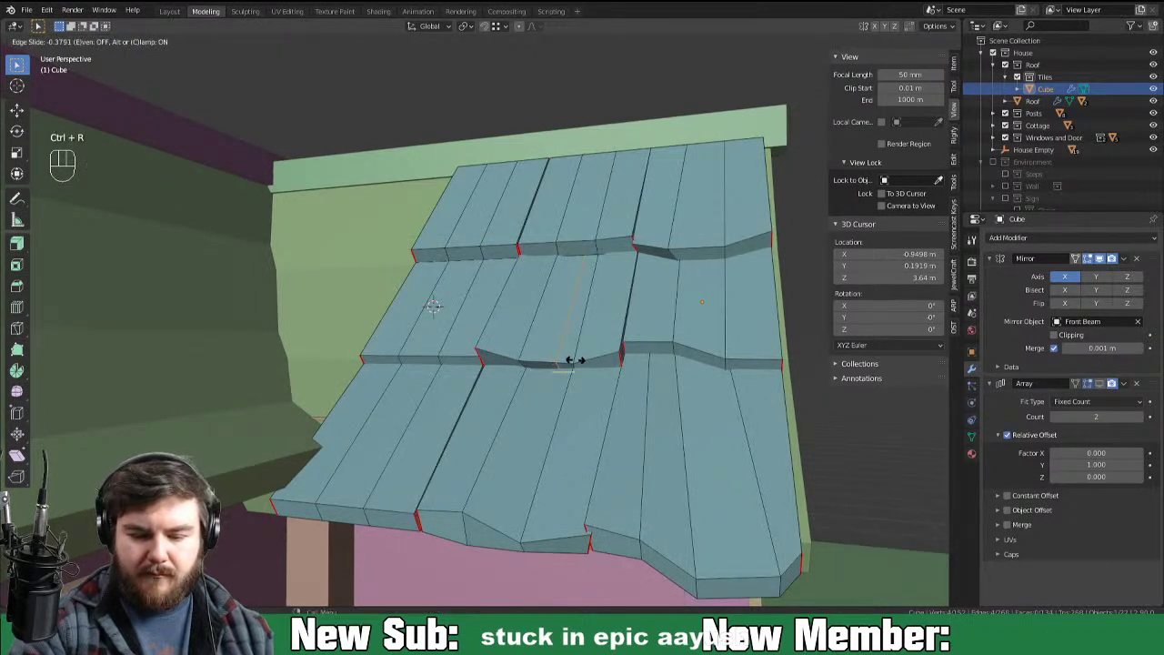
pyautogui.press('3')
pyautogui.press('g')
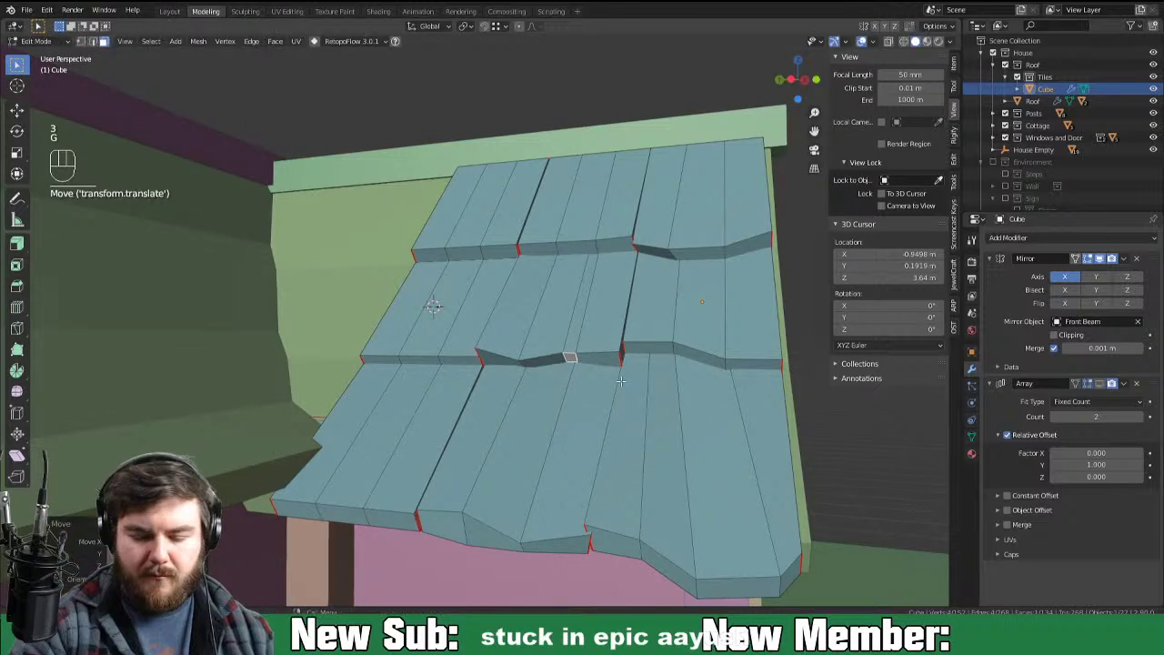
pyautogui.press('s')
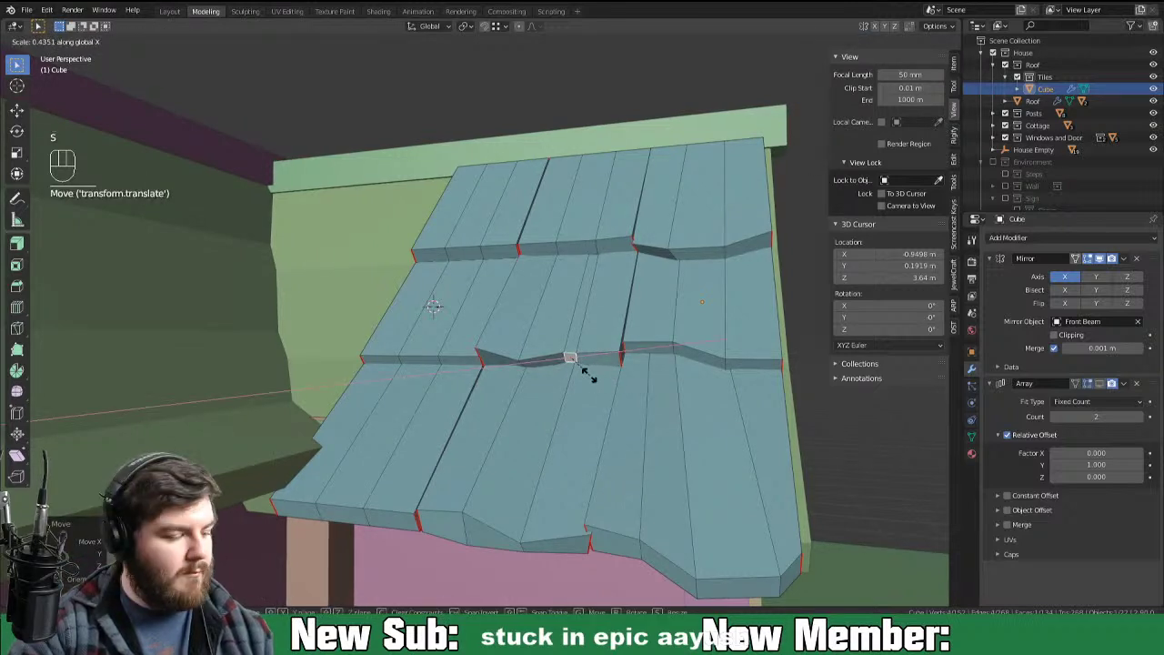
pyautogui.press('2')
pyautogui.press('g')
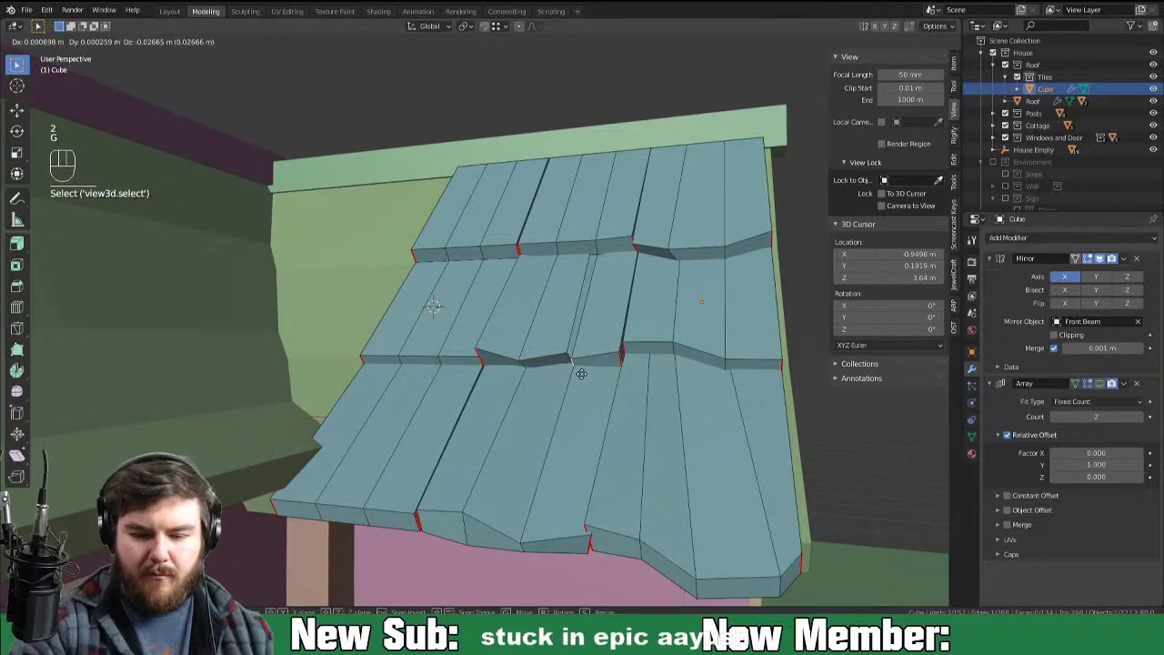
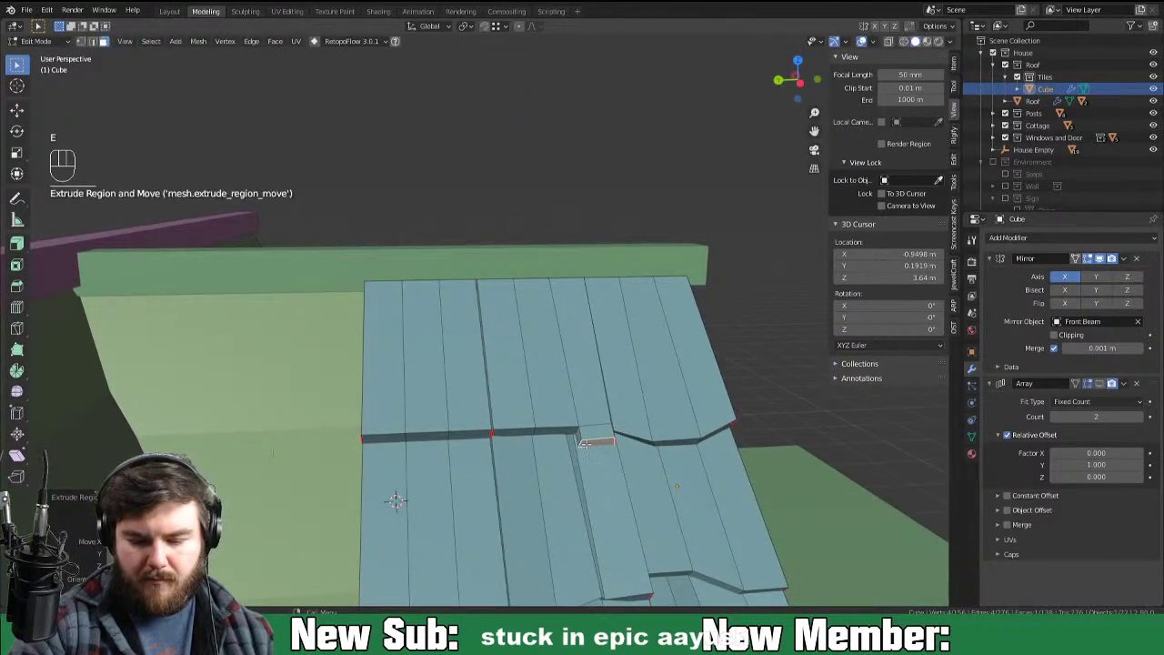
# Step: Extrude the small tile edge and lift a few more tile edges about 2 cm along Z for a ragged look
pyautogui.press('2')
pyautogui.press('g')
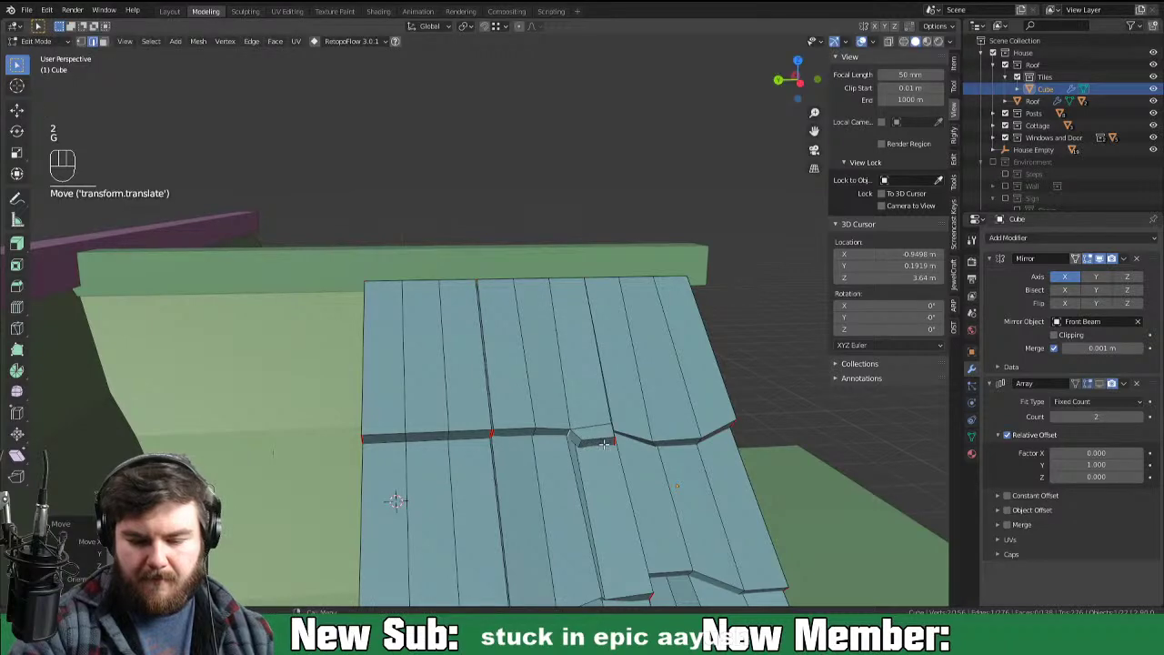
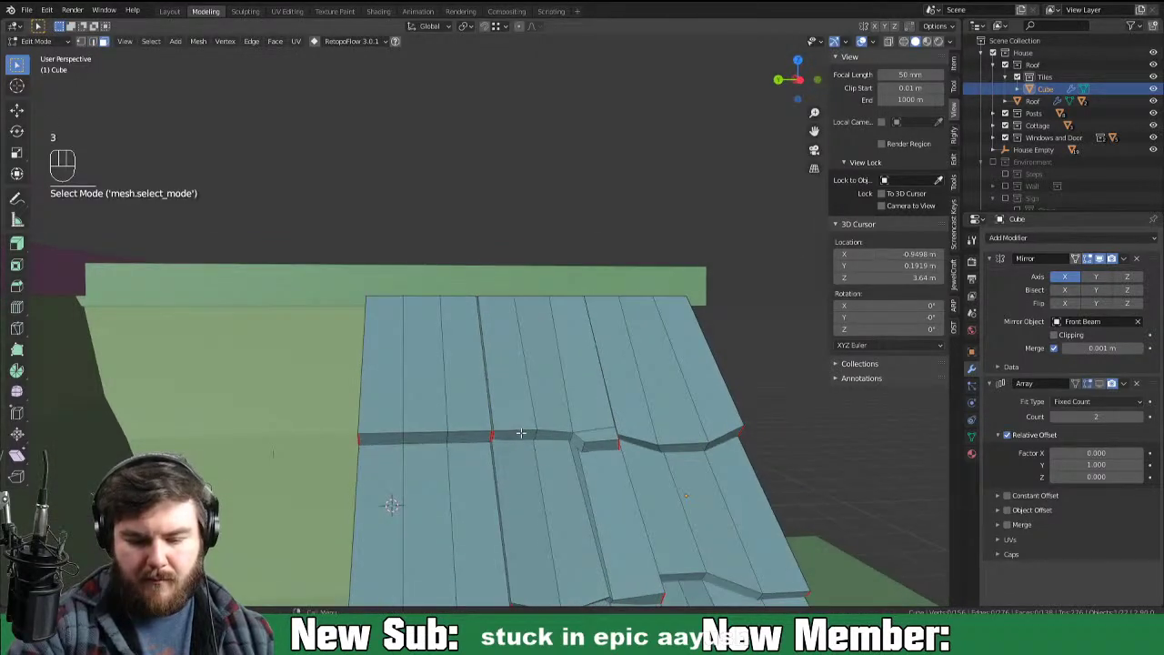
pyautogui.press('g')
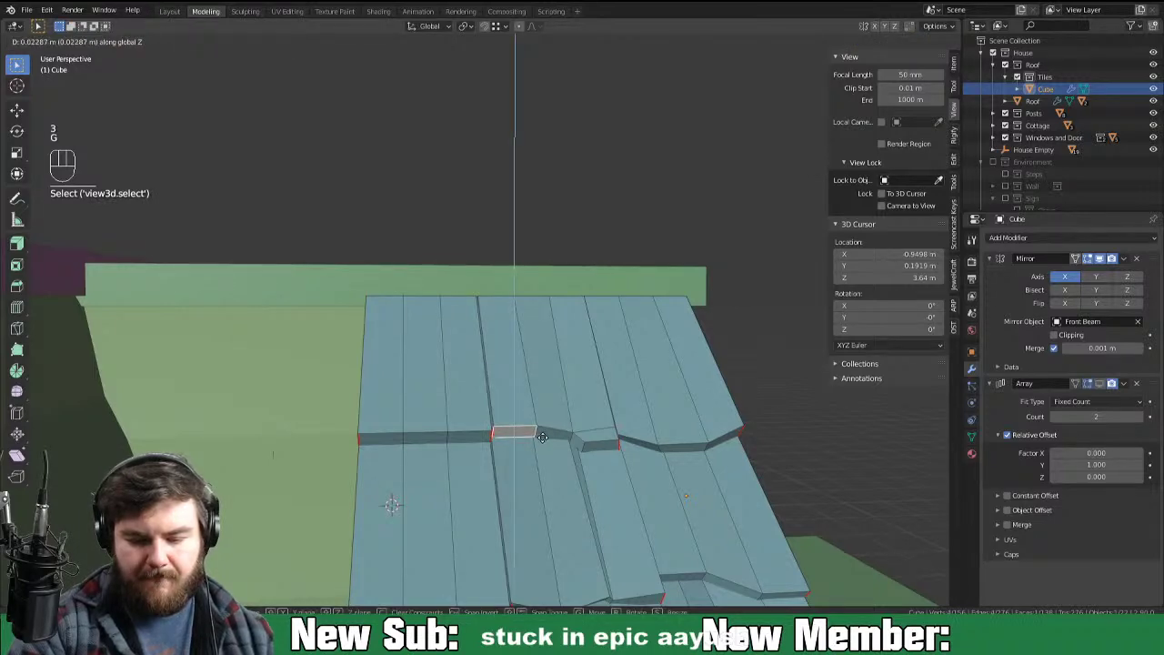
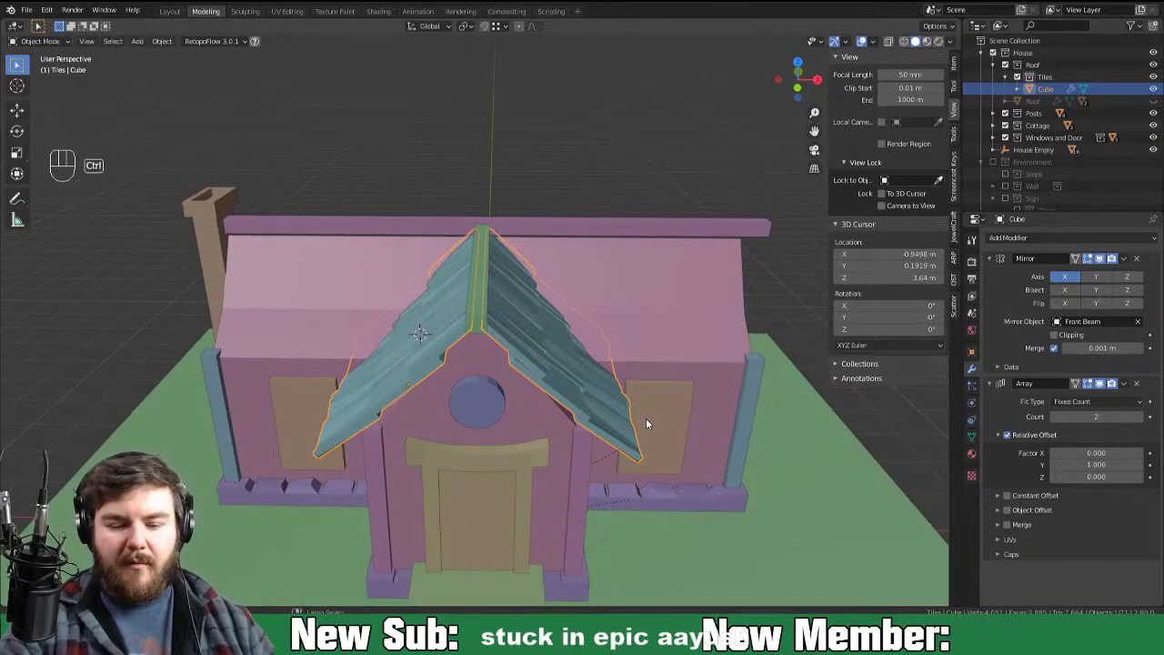
# Step: Duplicate the Front Tiles object into Front Tiles.001
pyautogui.press('ctrl+d')
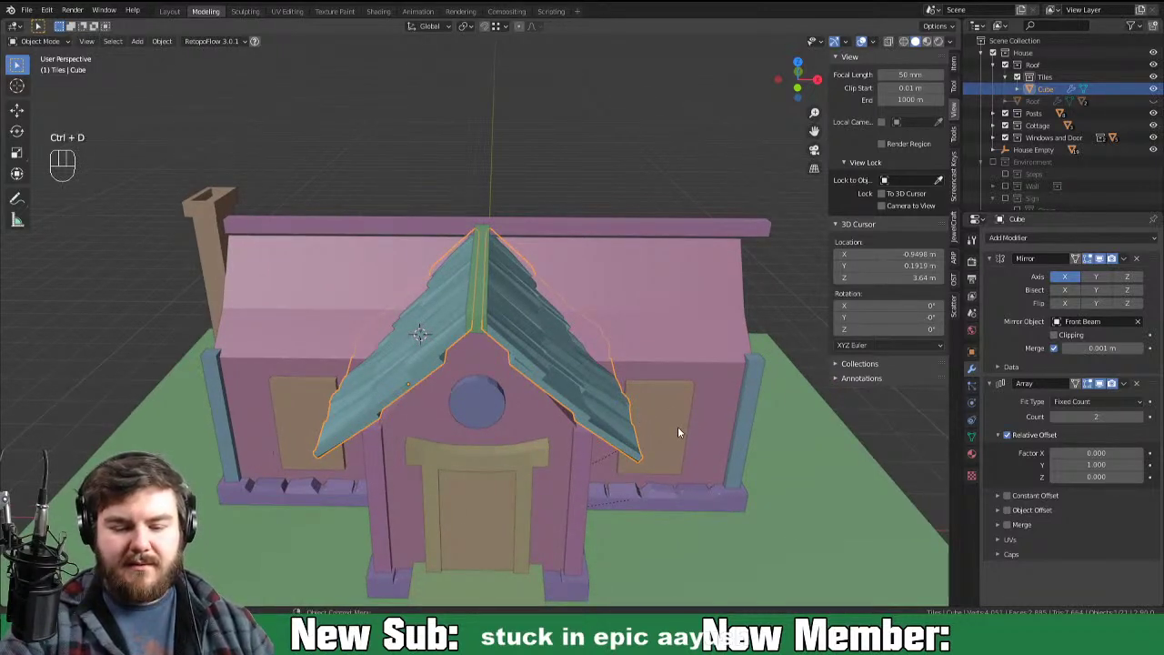
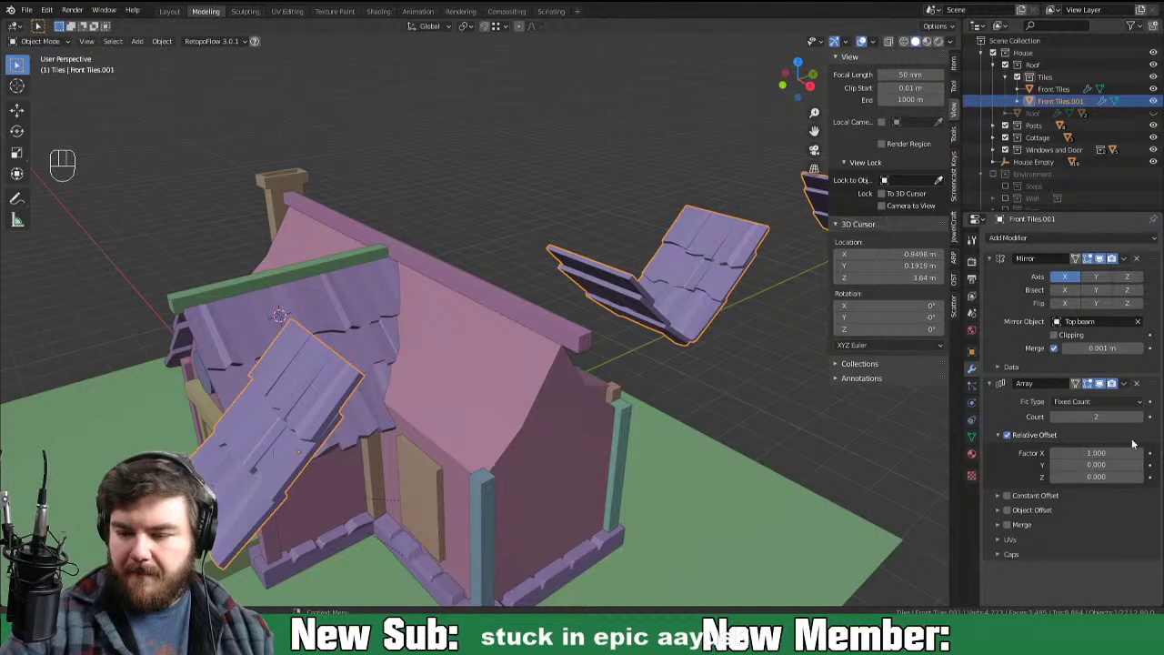
# Step: Switch Front Tiles.001's mirror from X to Y, slide it along X onto the main roof and apply its rotation
pyautogui.click(1102, 286)
pyautogui.click(1074, 286)
pyautogui.moveTo(711, 485); pyautogui.dragTo(683, 484)
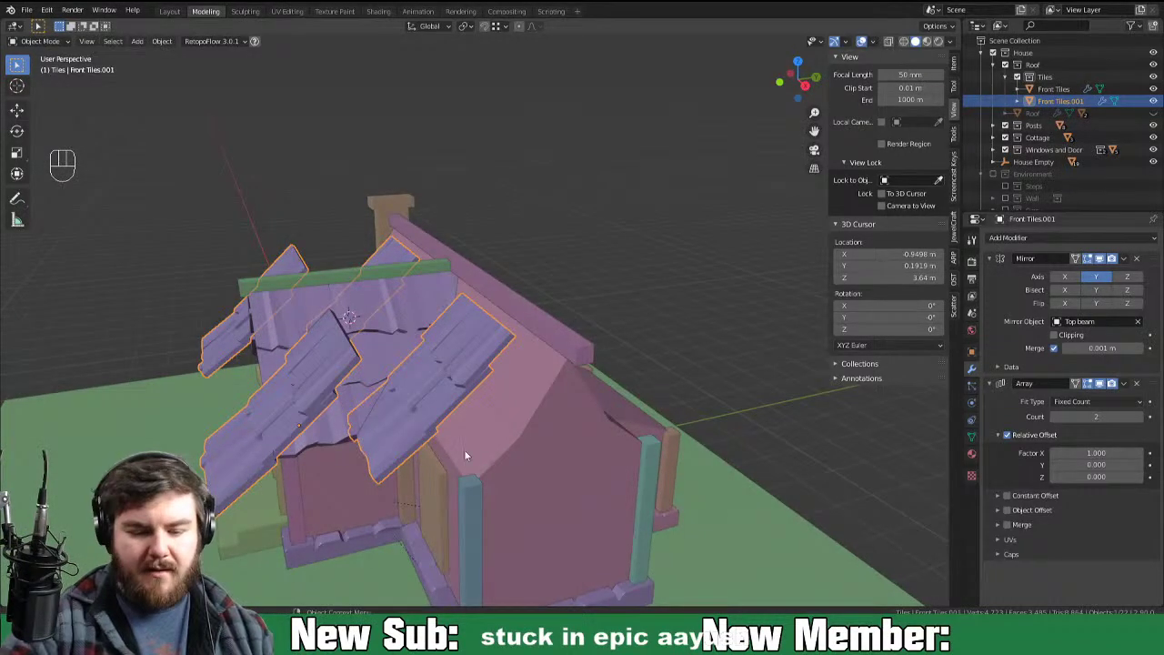
pyautogui.press('g')
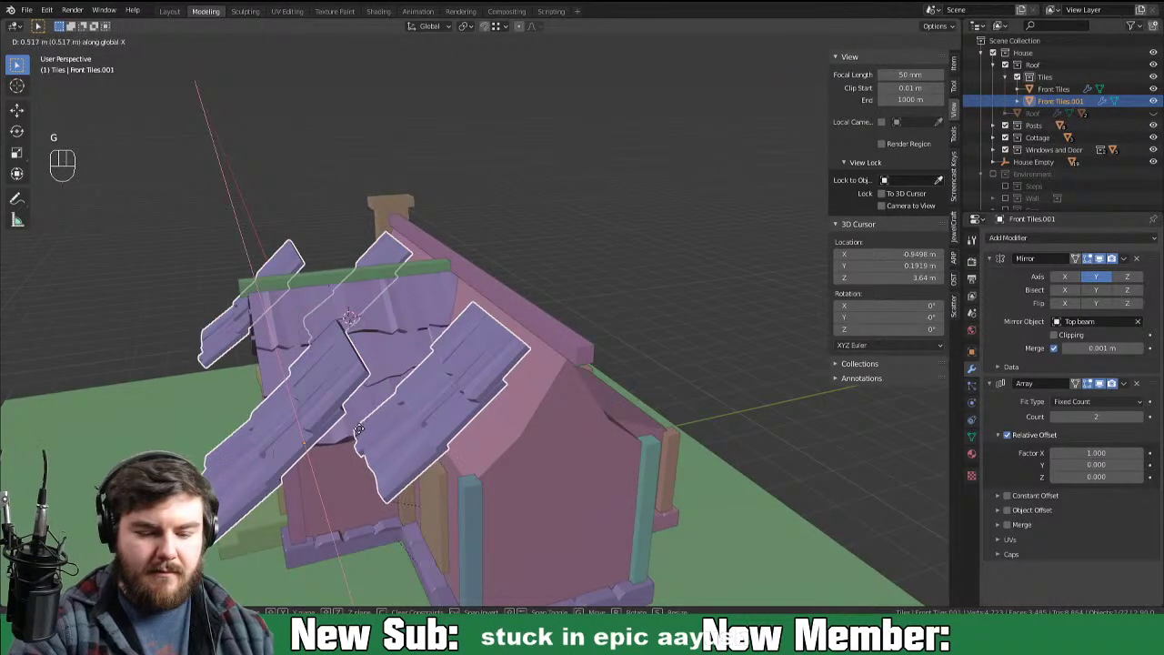
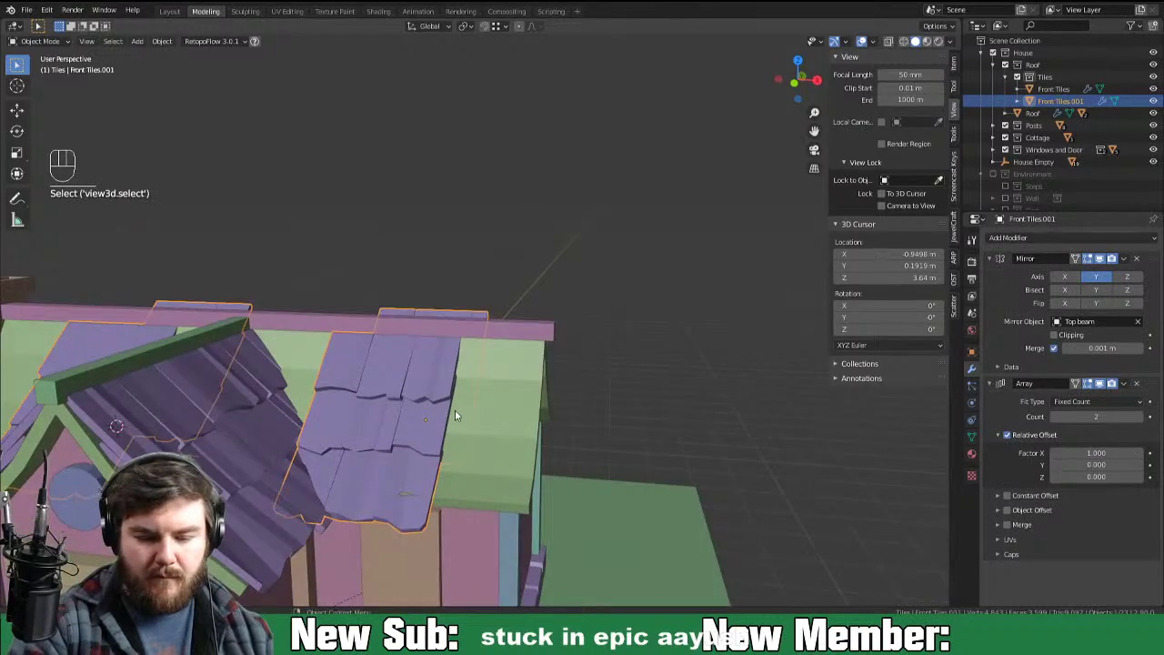
pyautogui.press('g')
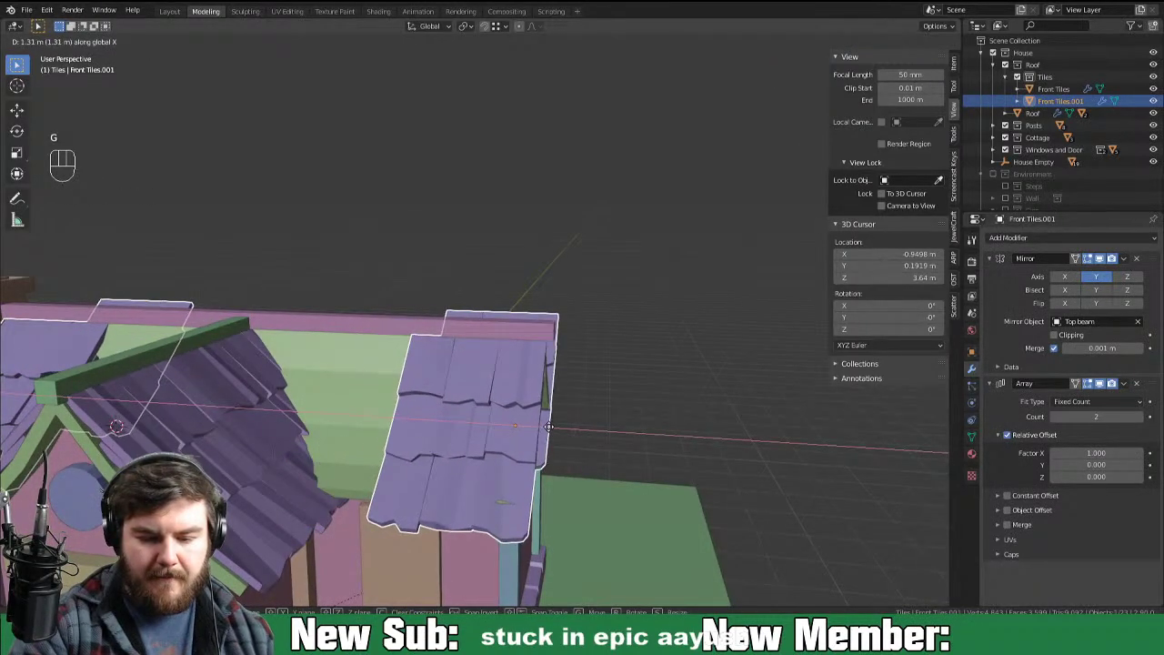
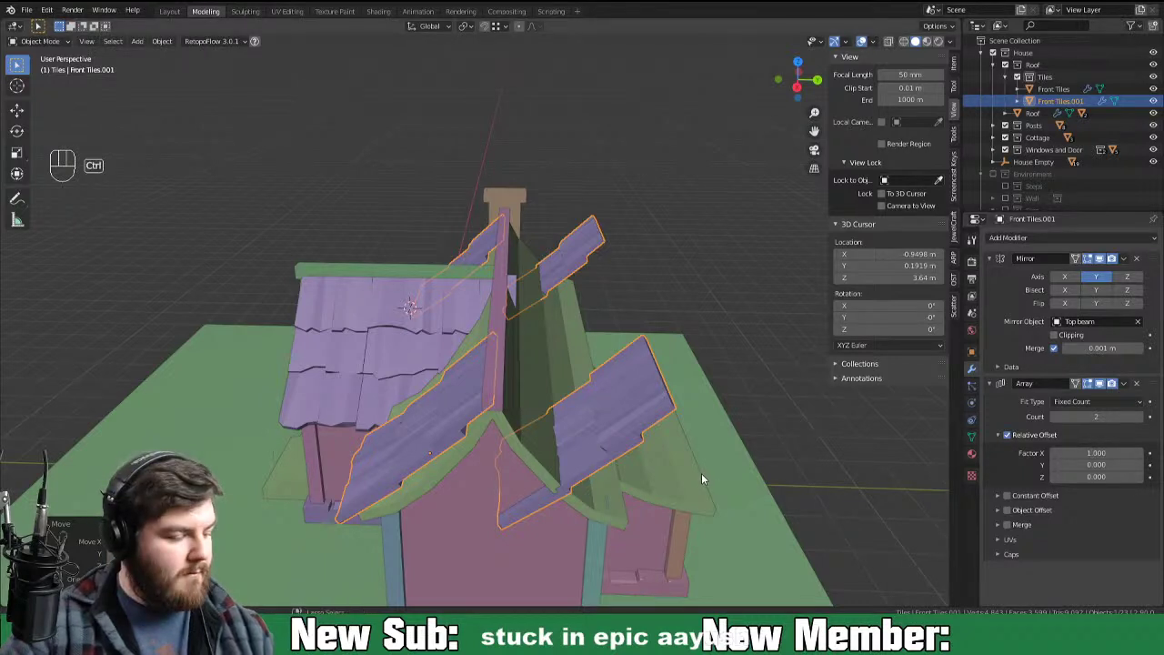
pyautogui.press('ctrl+a')
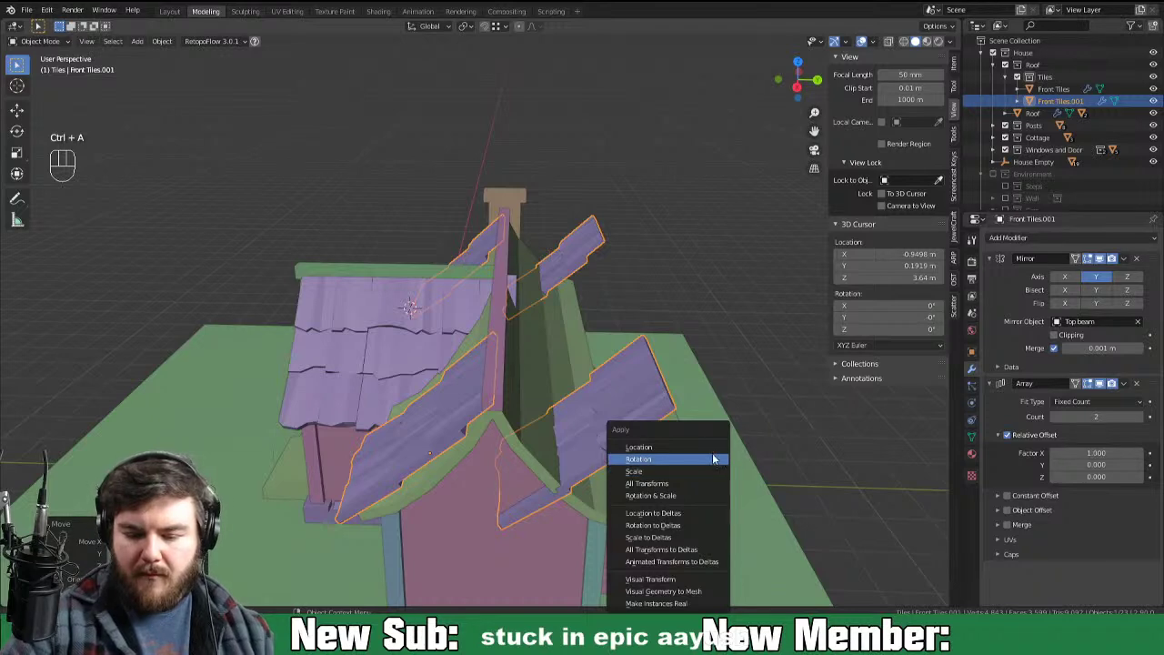
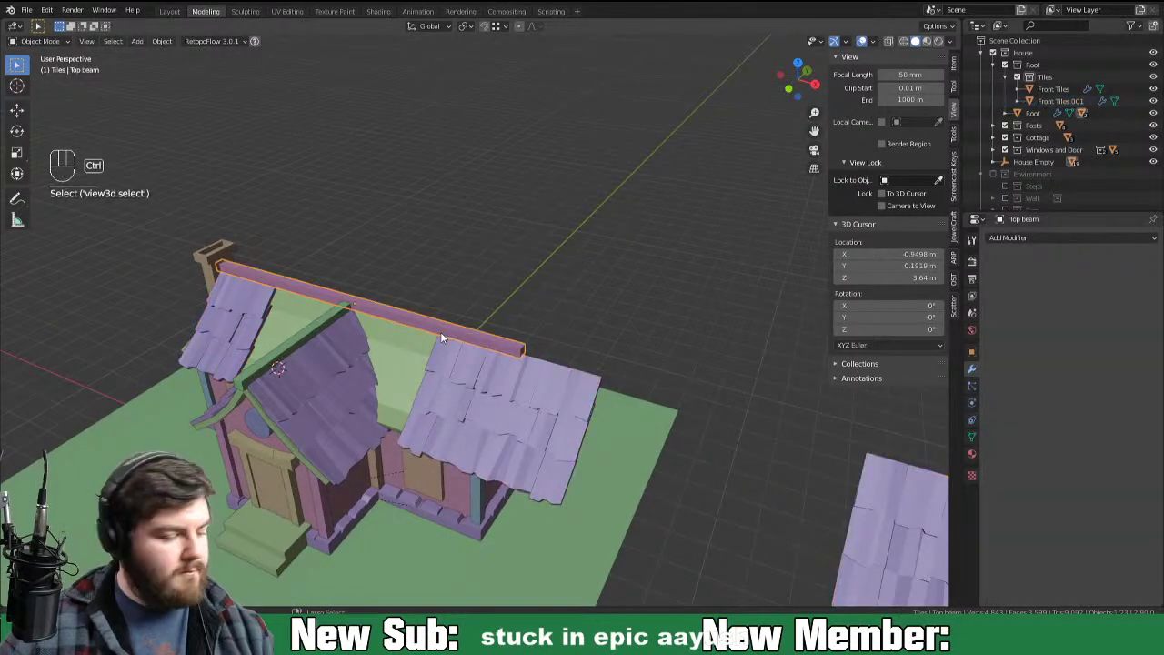
pyautogui.press('ctrl+a')
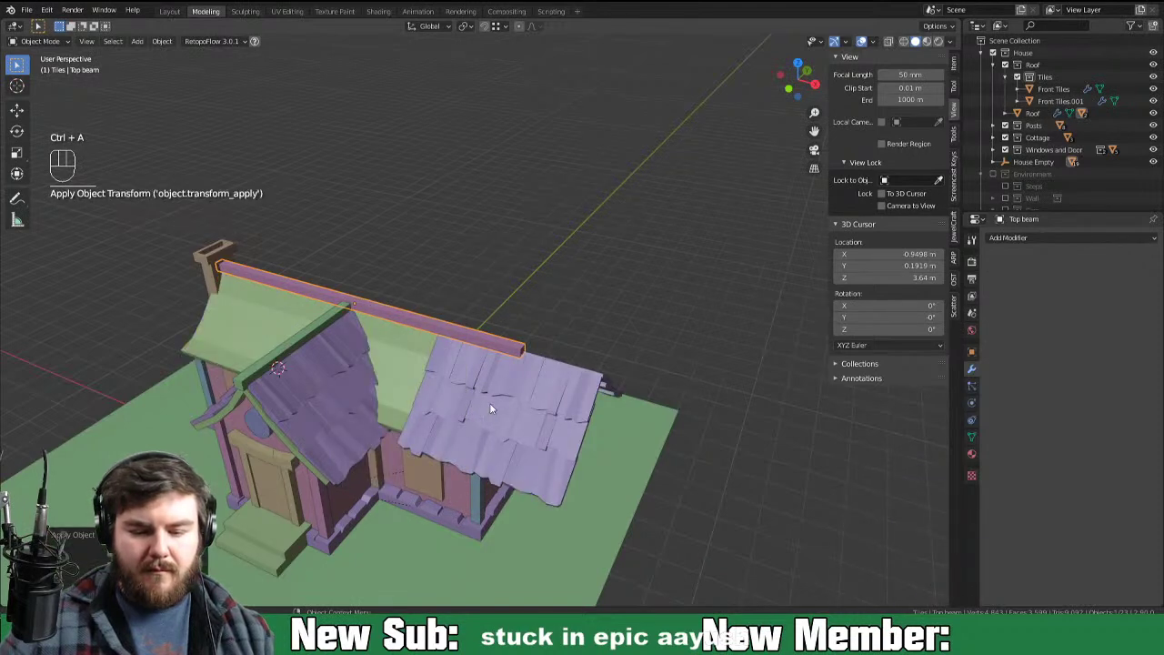
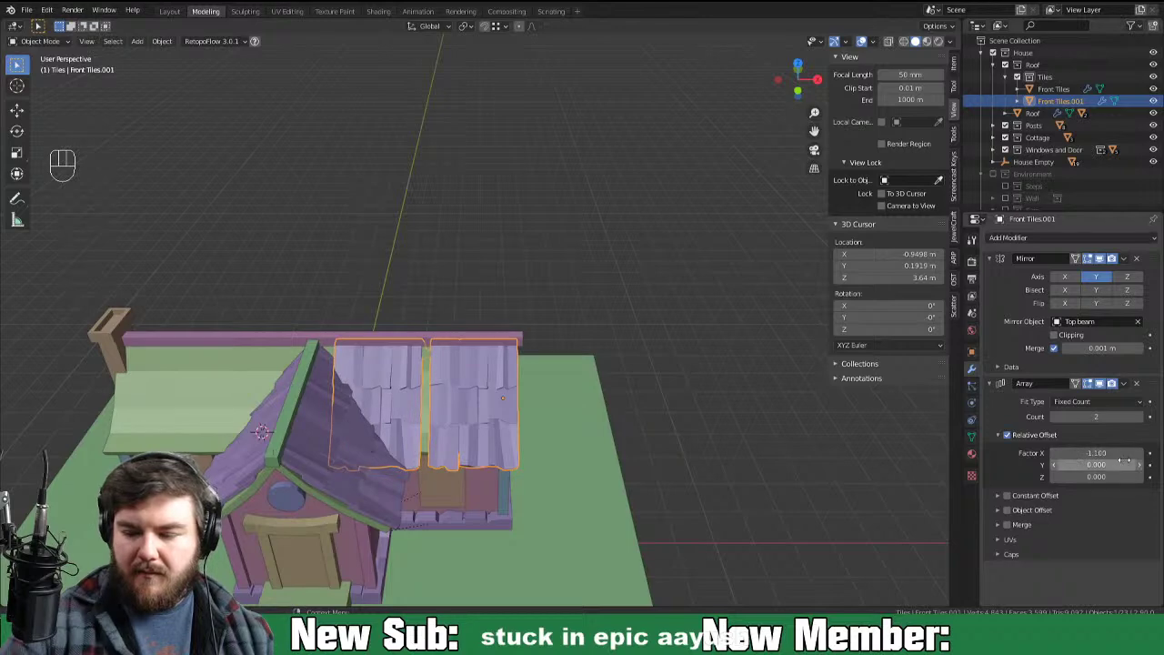
# Step: Set the Array to Relative Offset X -1 with Count 5 so the panel repeats along the main roof
pyautogui.click(1144, 454)
pyautogui.click(1142, 425)
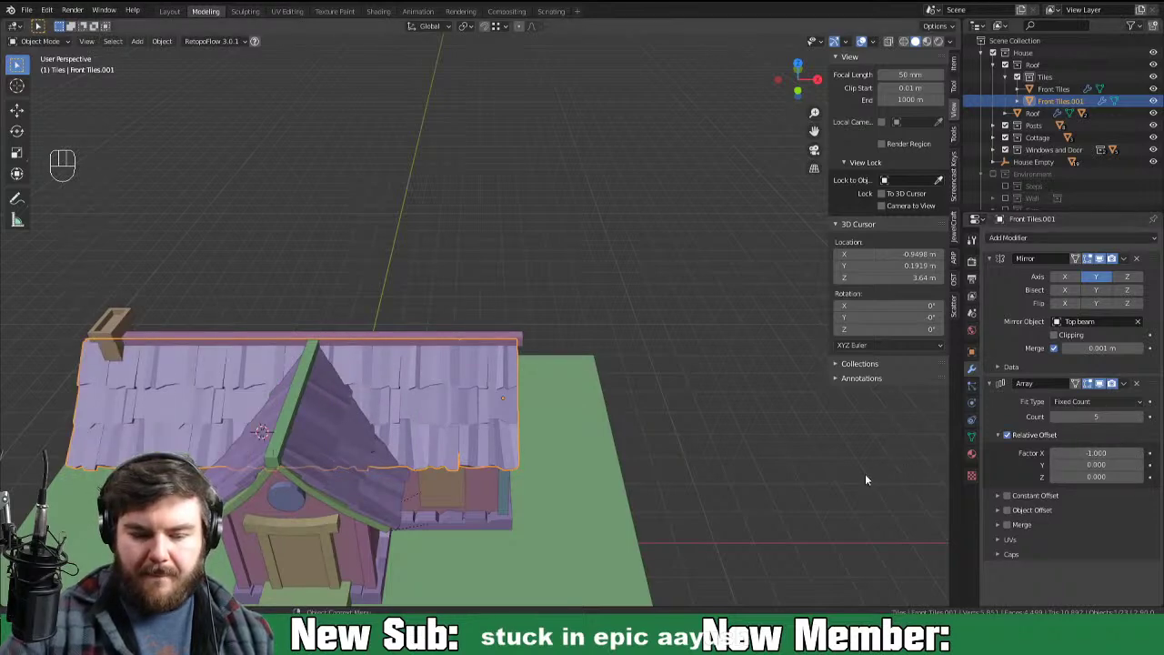
pyautogui.moveTo(649, 499); pyautogui.dragTo(736, 437)
pyautogui.moveTo(718, 478); pyautogui.dragTo(687, 470)
pyautogui.moveTo(712, 491); pyautogui.dragTo(785, 477)
pyautogui.moveTo(813, 468); pyautogui.dragTo(751, 488)
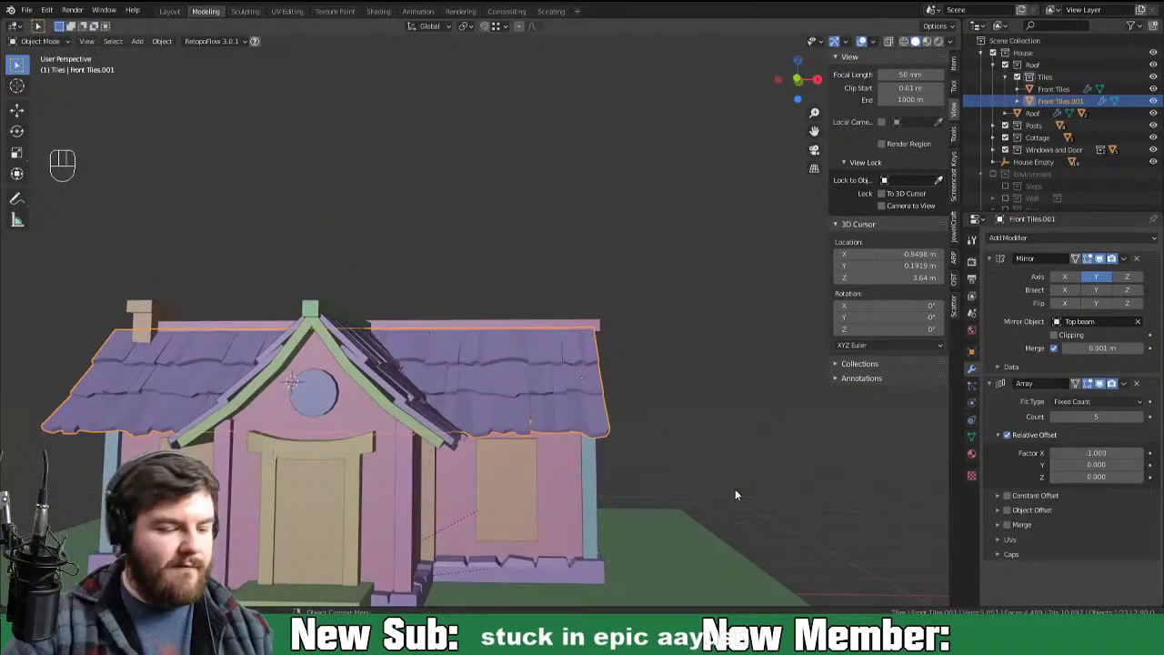
pyautogui.press('KP_1')
# Step: Resize the end tile strips along X in Edit Mode and move the panel into position on the roof
pyautogui.press('Tab')
pyautogui.press('a')
pyautogui.press('x')
pyautogui.press('s')
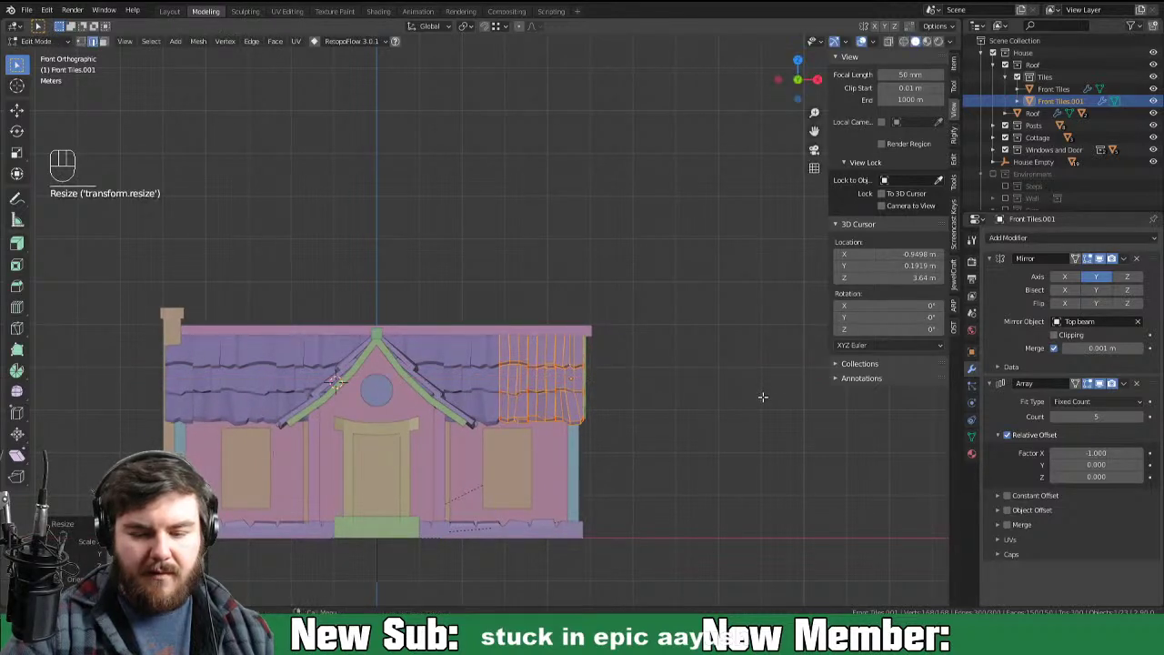
pyautogui.press('Tab')
pyautogui.press('g')
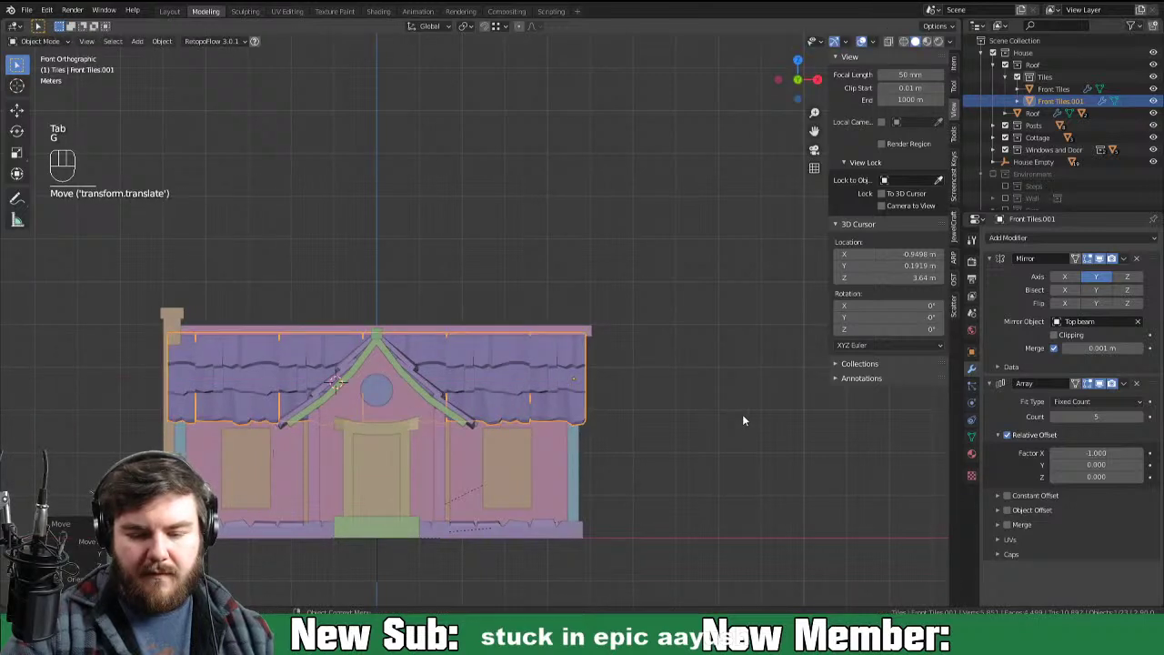
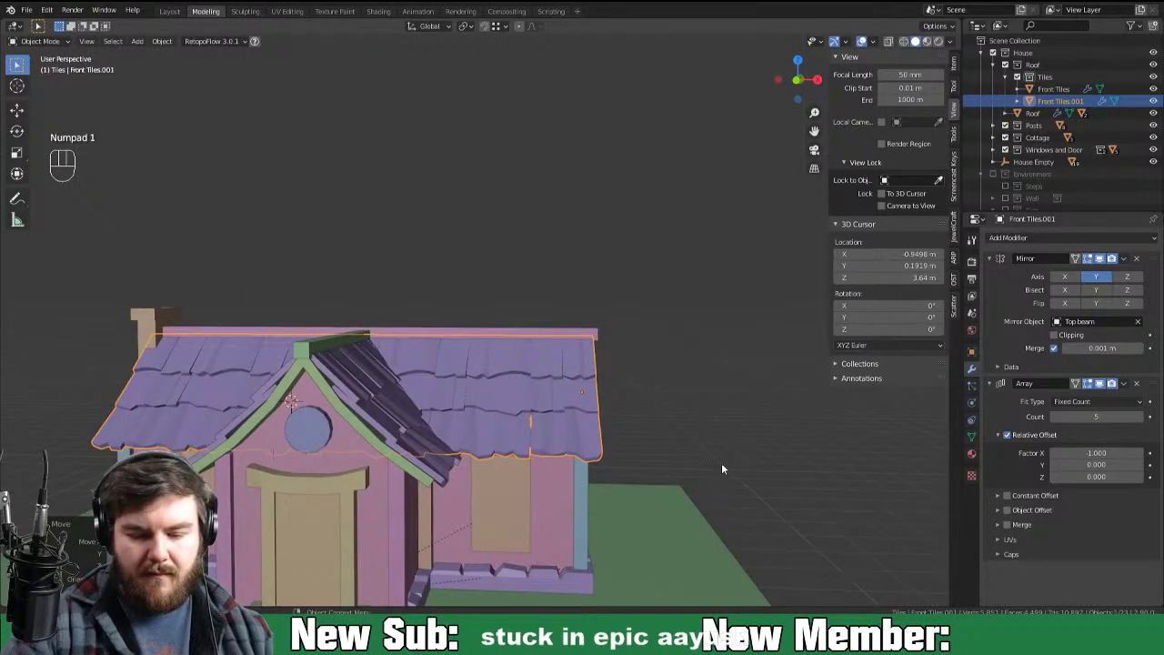
pyautogui.press('Tab')
pyautogui.moveTo(681, 498); pyautogui.dragTo(596, 392)
pyautogui.middleClick(596, 394)
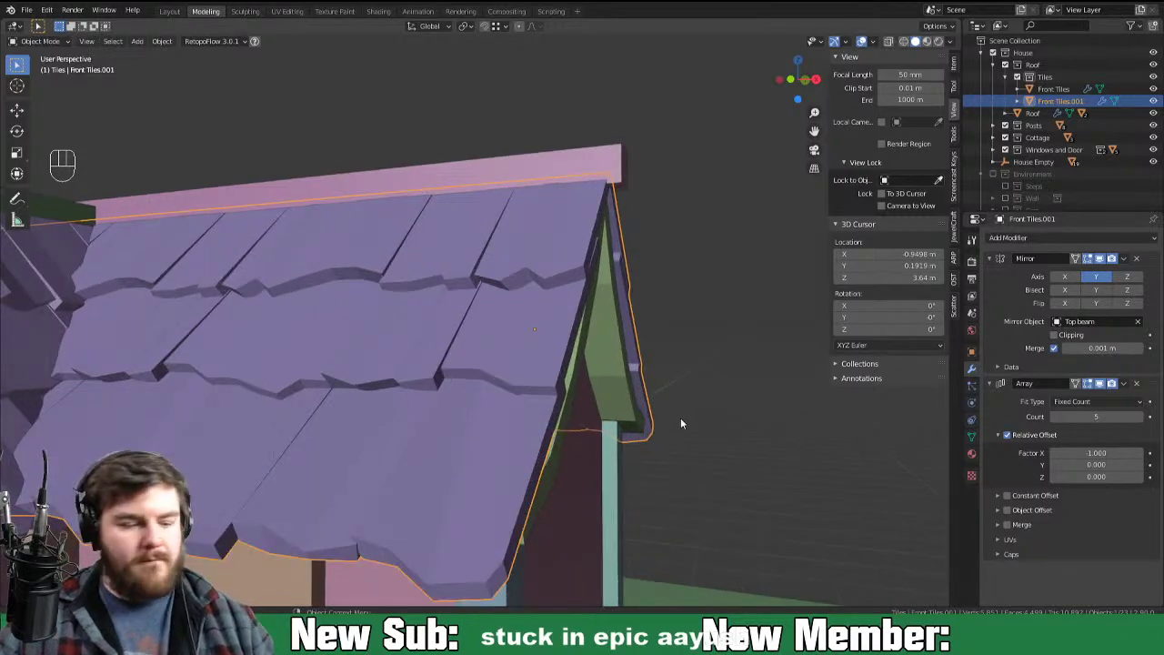
pyautogui.press('KP_3')
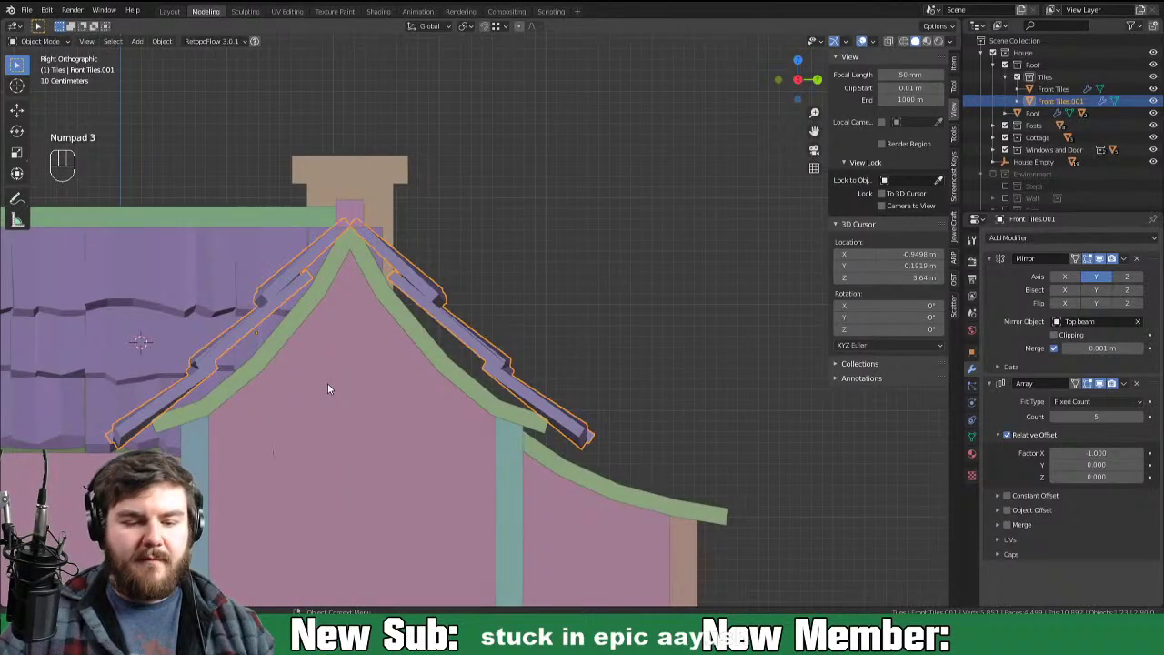
pyautogui.moveTo(336, 401); pyautogui.dragTo(428, 414)
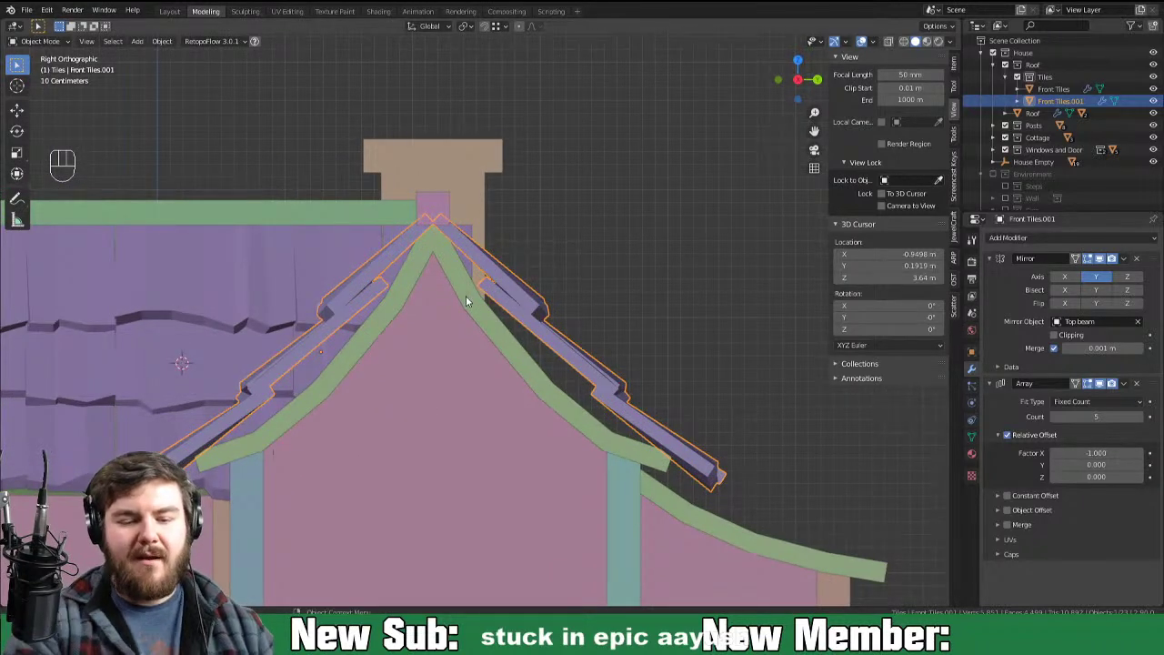
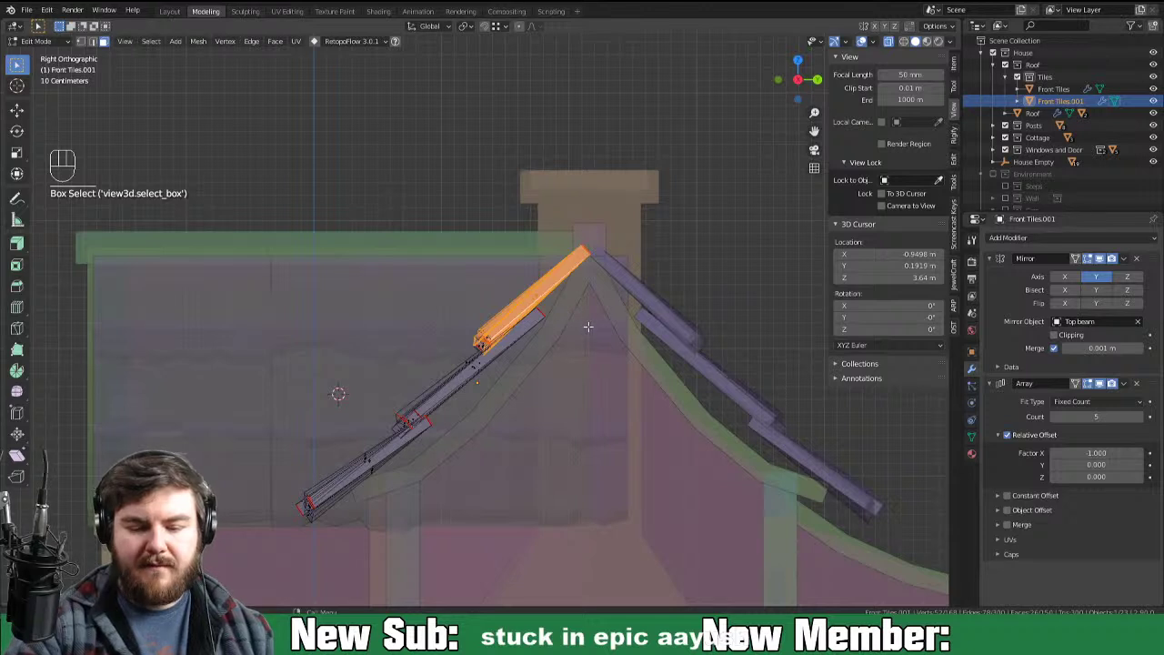
# Step: Isolate the lower gable tile strip, move and rotate it along the slope, then reveal the hidden strips
pyautogui.press('ctrl+l')
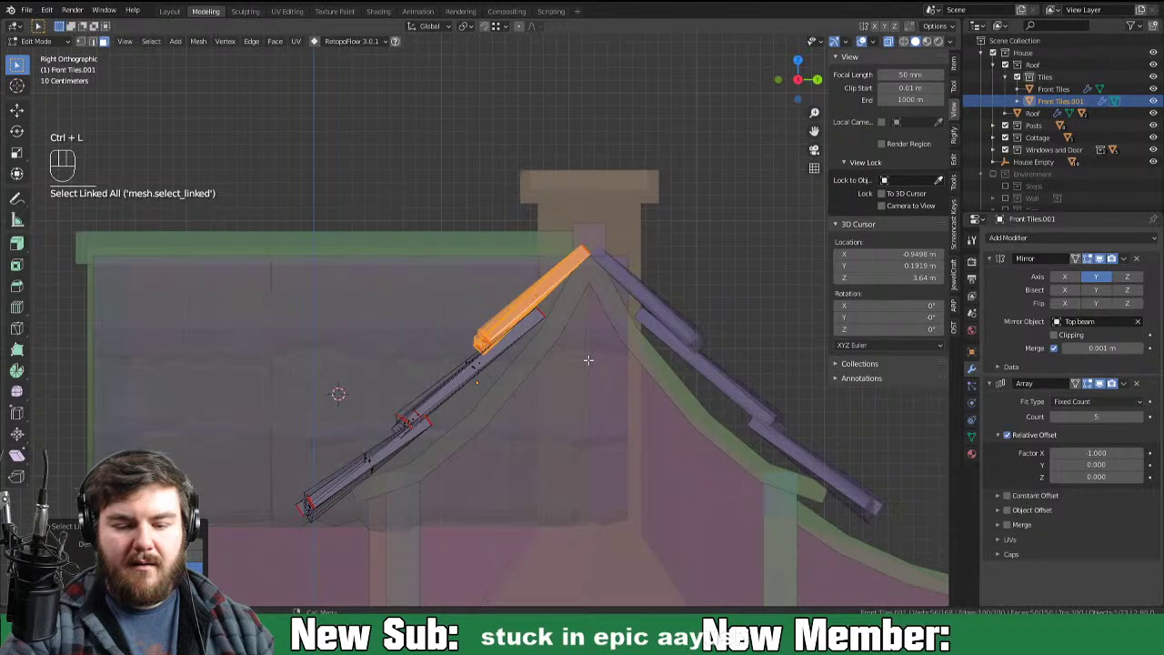
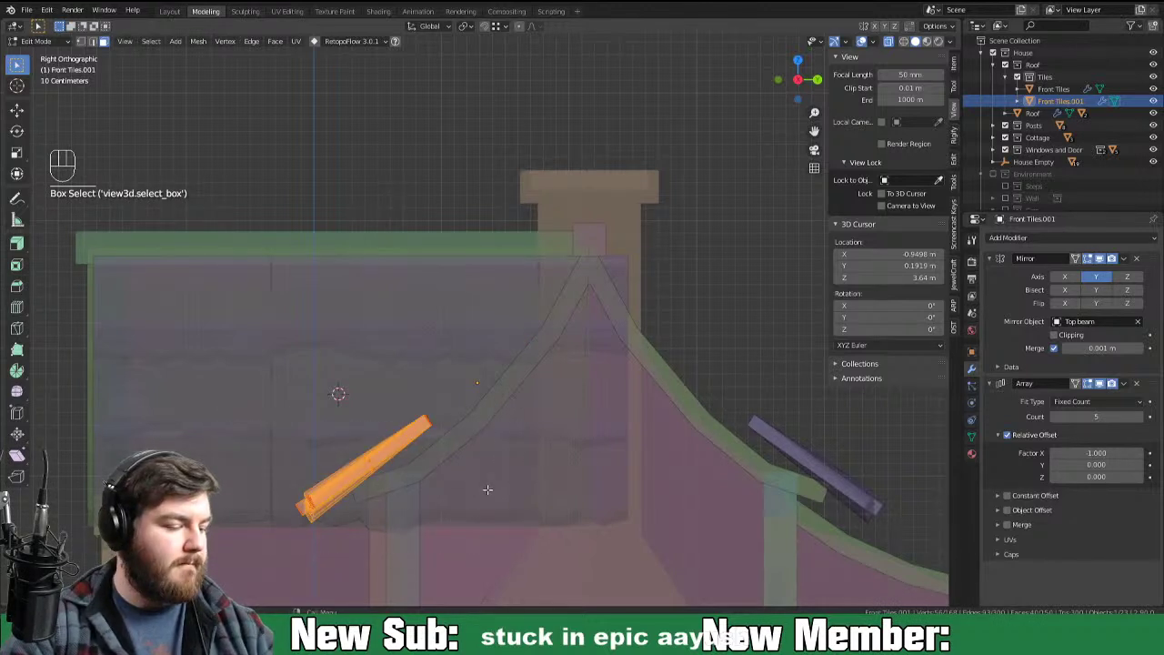
pyautogui.press('ctrl+l')
pyautogui.press('g')
pyautogui.press('r')
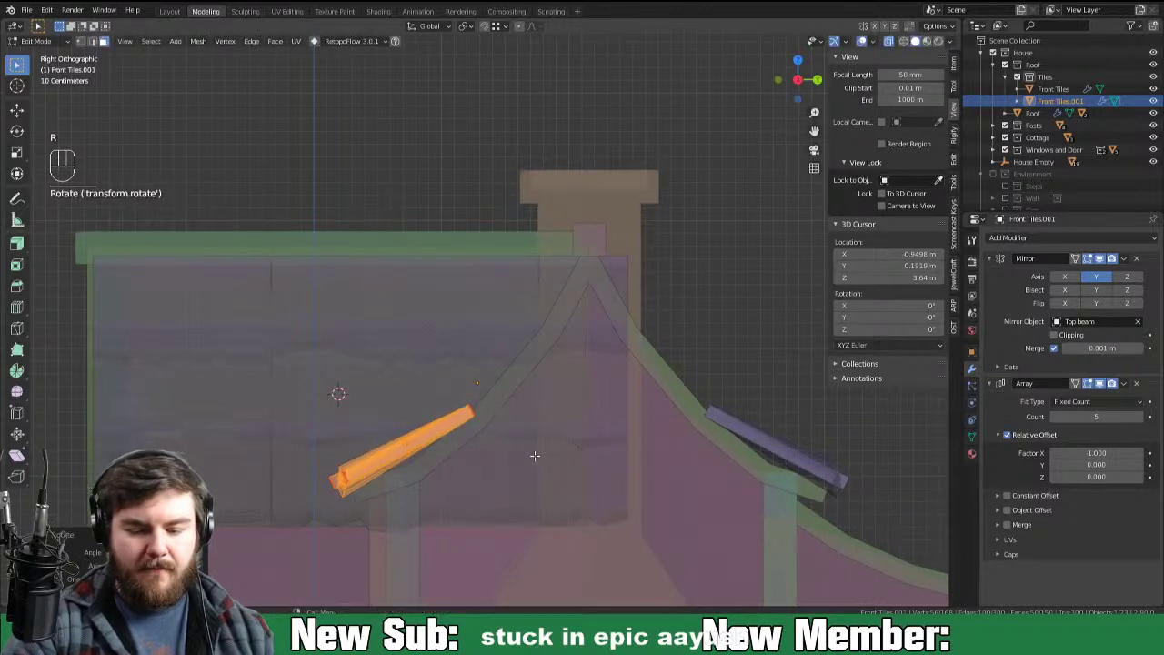
pyautogui.press('alt+h')
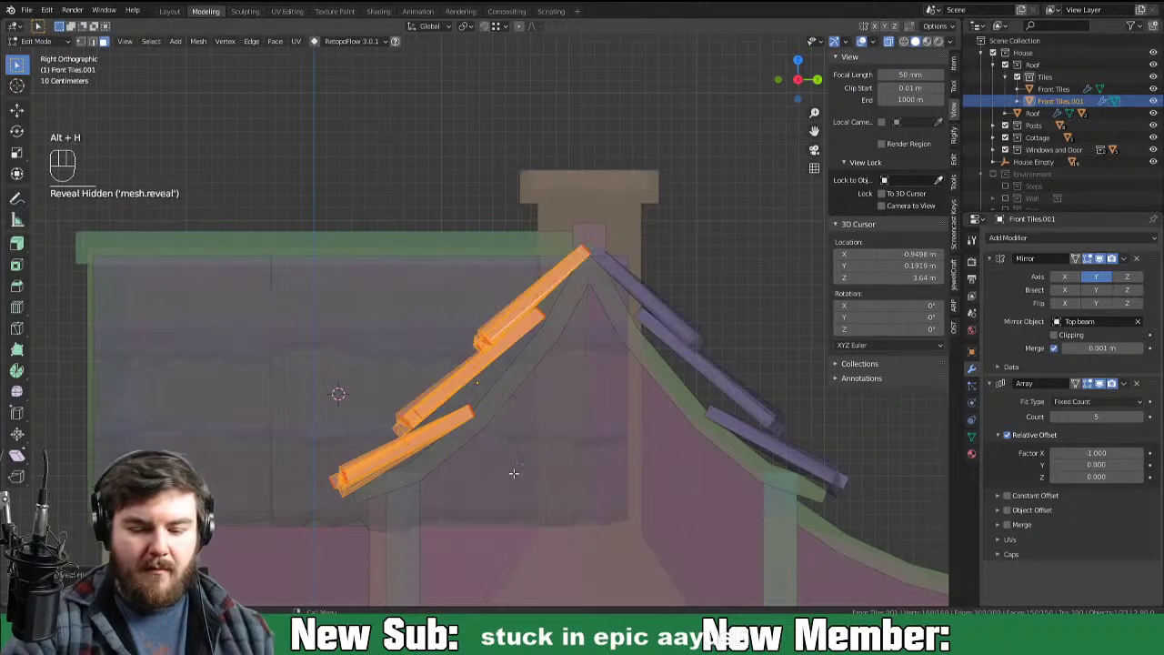
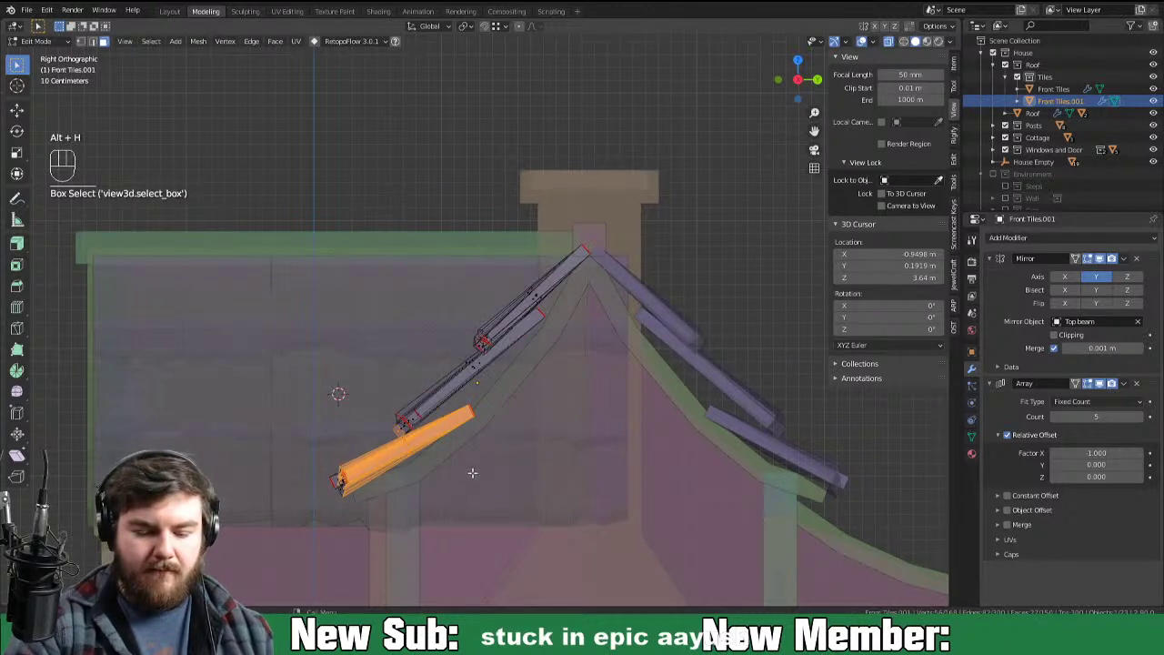
# Step: Hide the lower strips, then move and tilt the upper gable tile strip to match the slope
pyautogui.press('ctrl+l')
pyautogui.press('h')
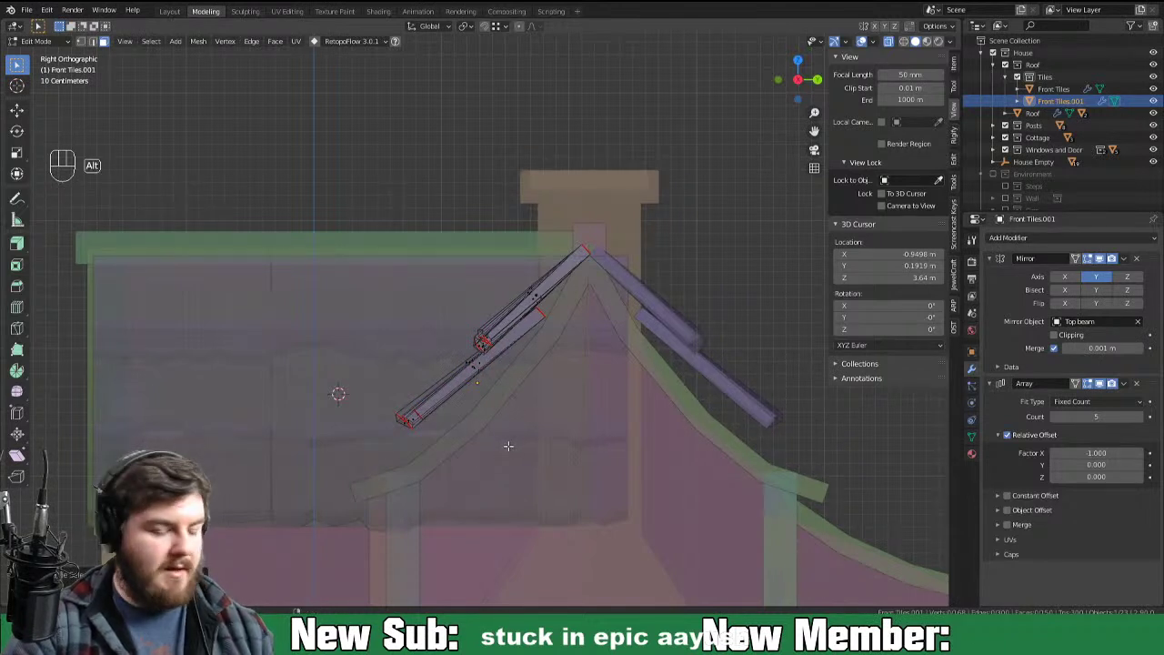
pyautogui.press('alt+h')
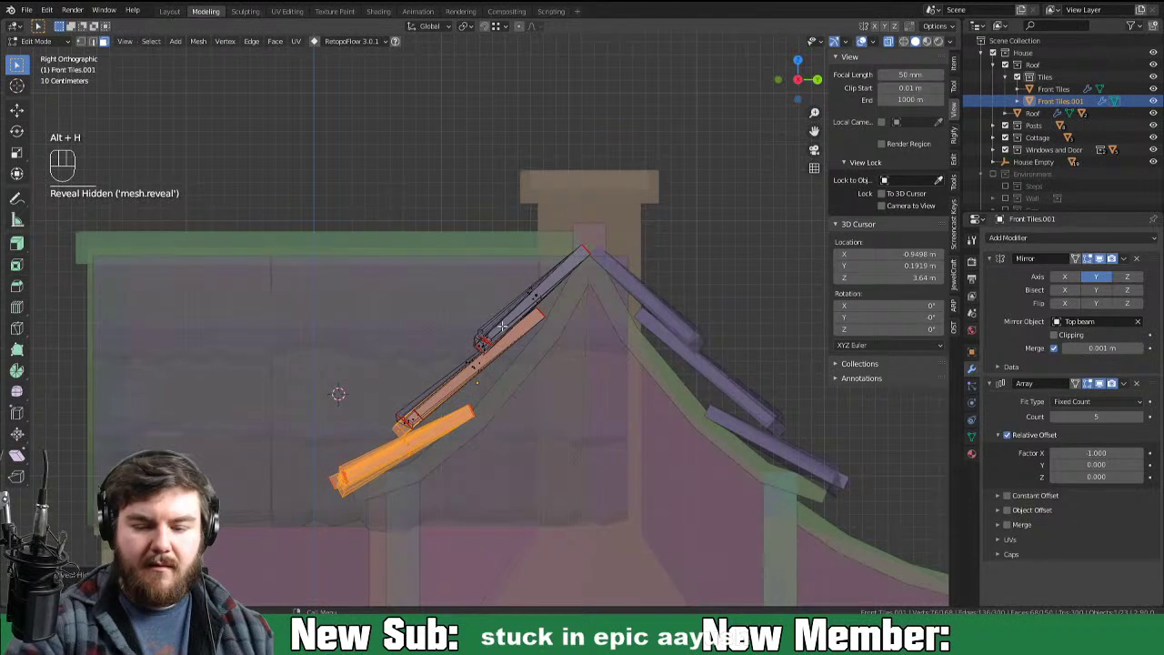
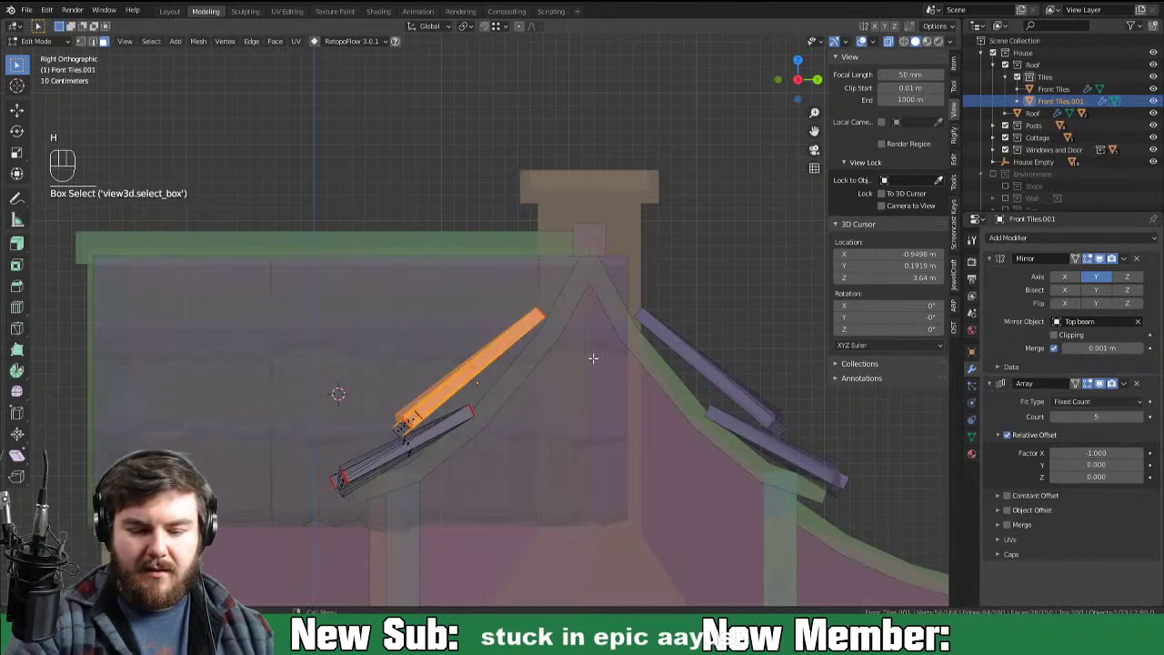
pyautogui.press('g')
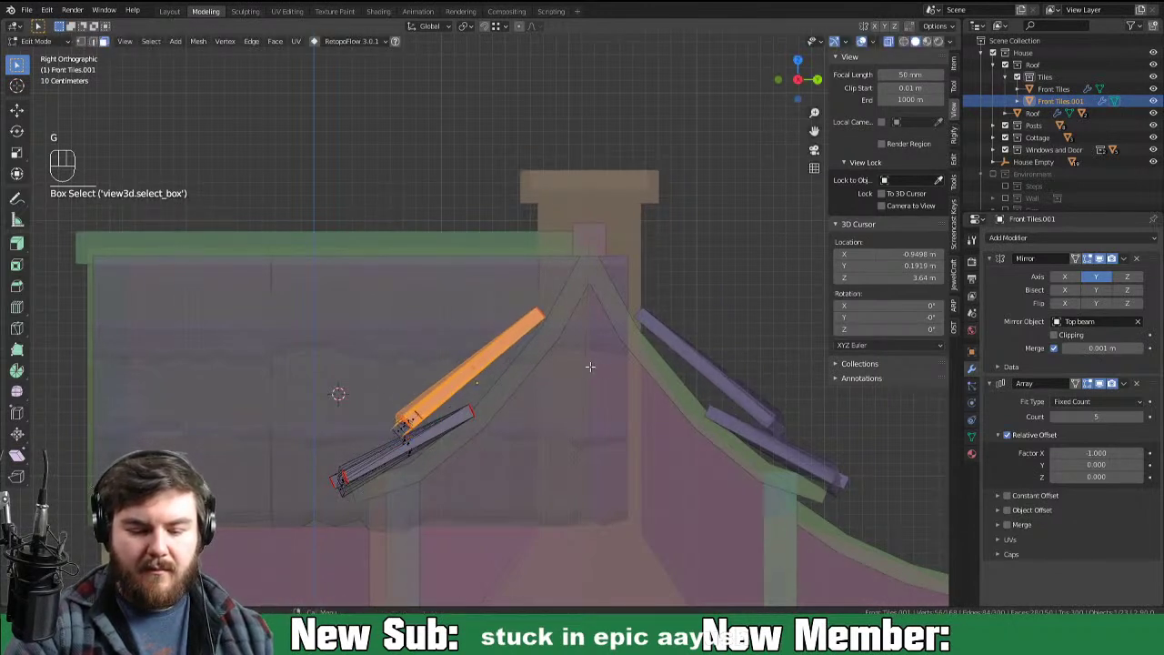
pyautogui.press('ctrl+l')
pyautogui.press('g')
pyautogui.press('r')
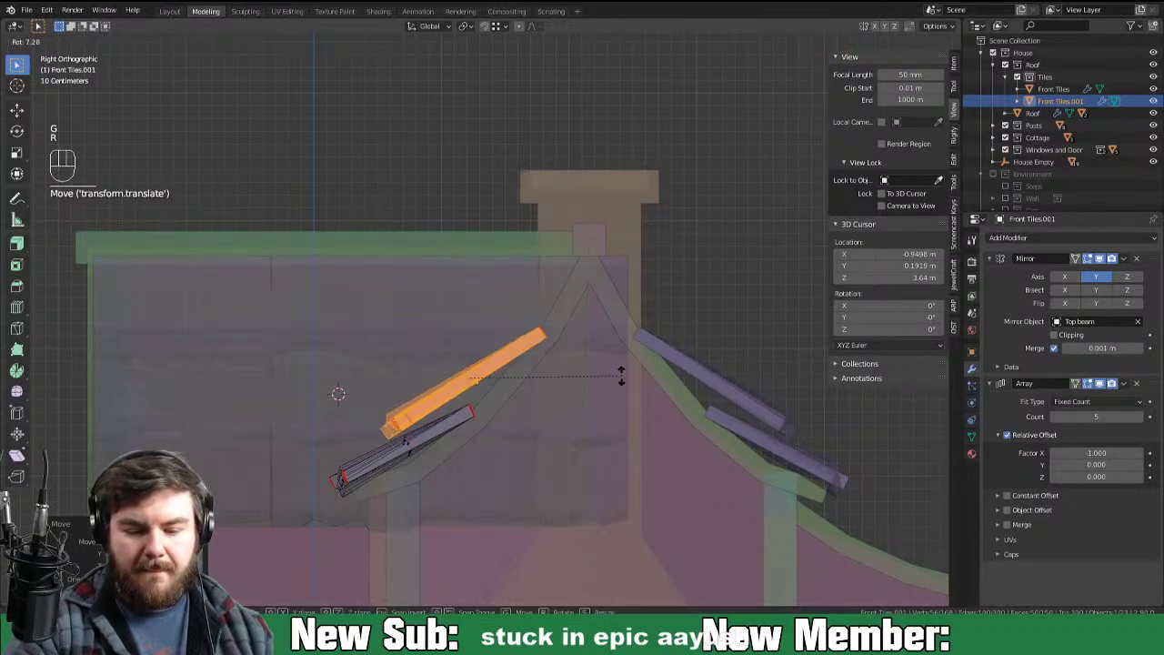
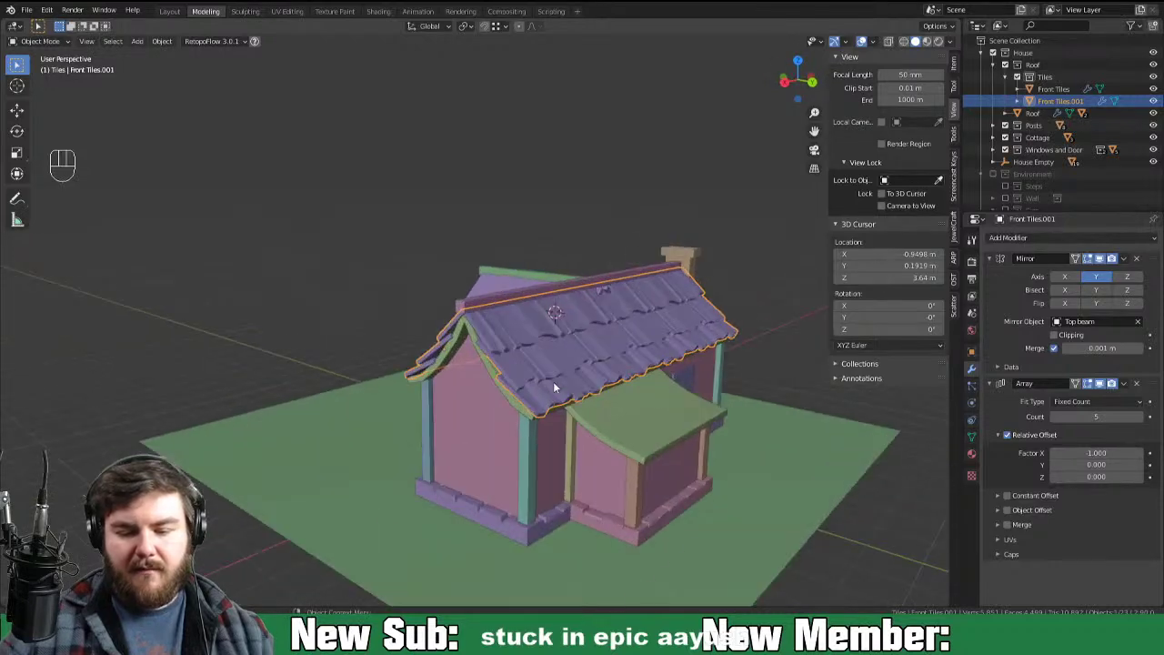
# Step: Duplicate the tile panel as Front Tiles.002 and lower its Array count from 4 to 2
pyautogui.moveTo(683, 402); pyautogui.dragTo(586, 399)
pyautogui.moveTo(433, 355); pyautogui.dragTo(483, 364)
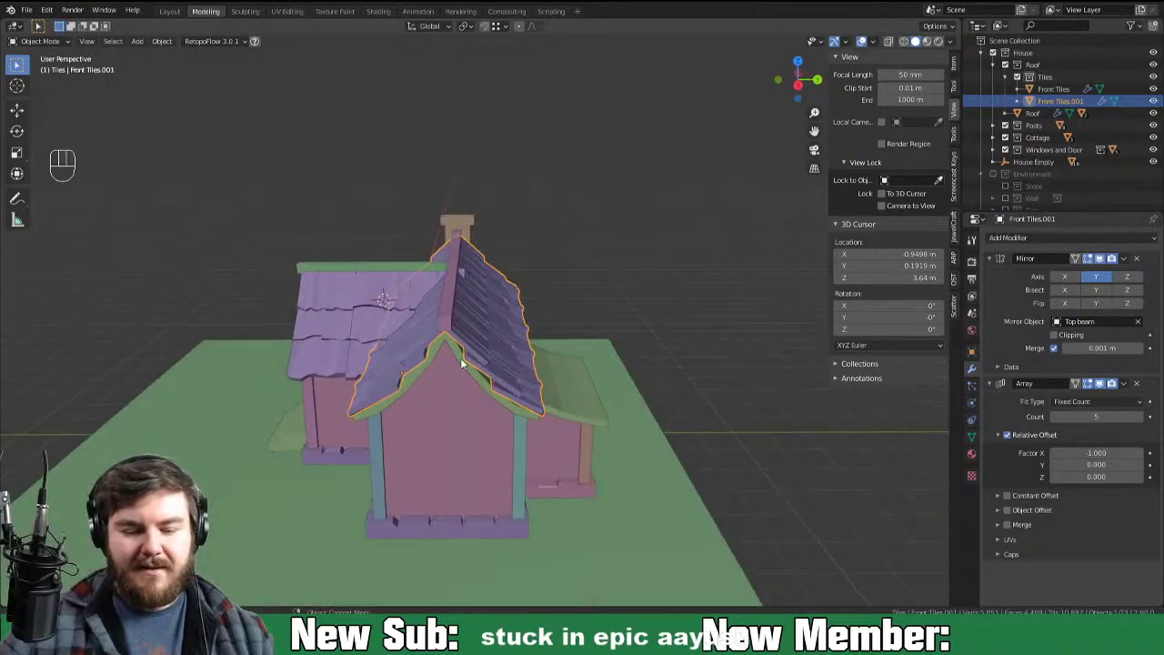
pyautogui.press('shift+d')
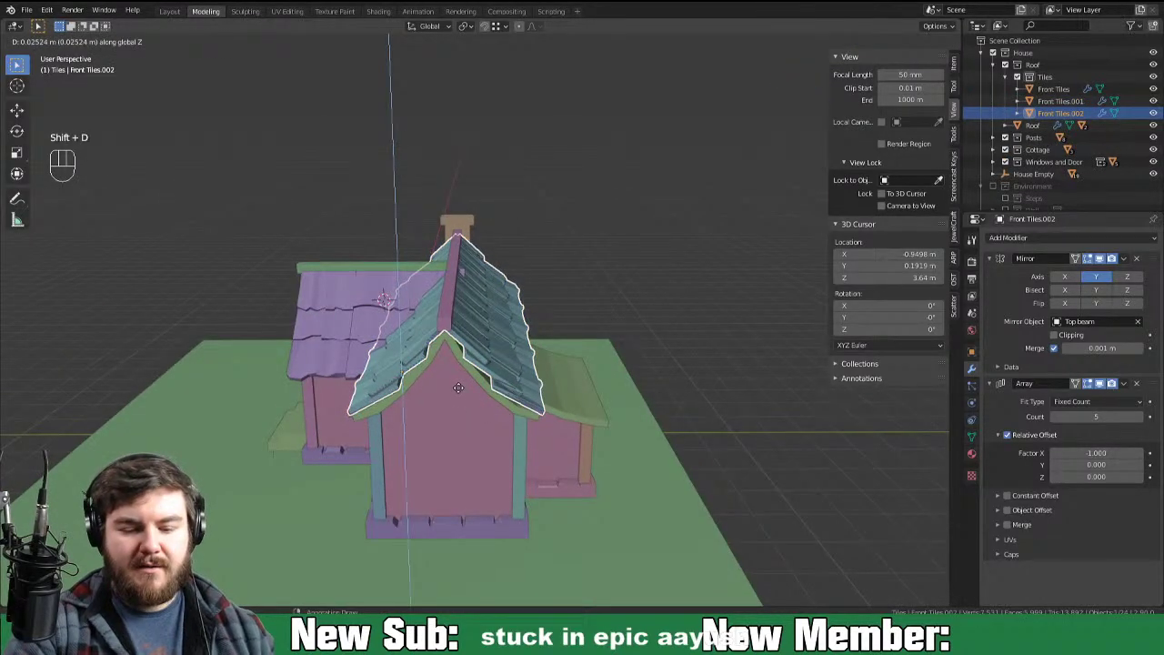
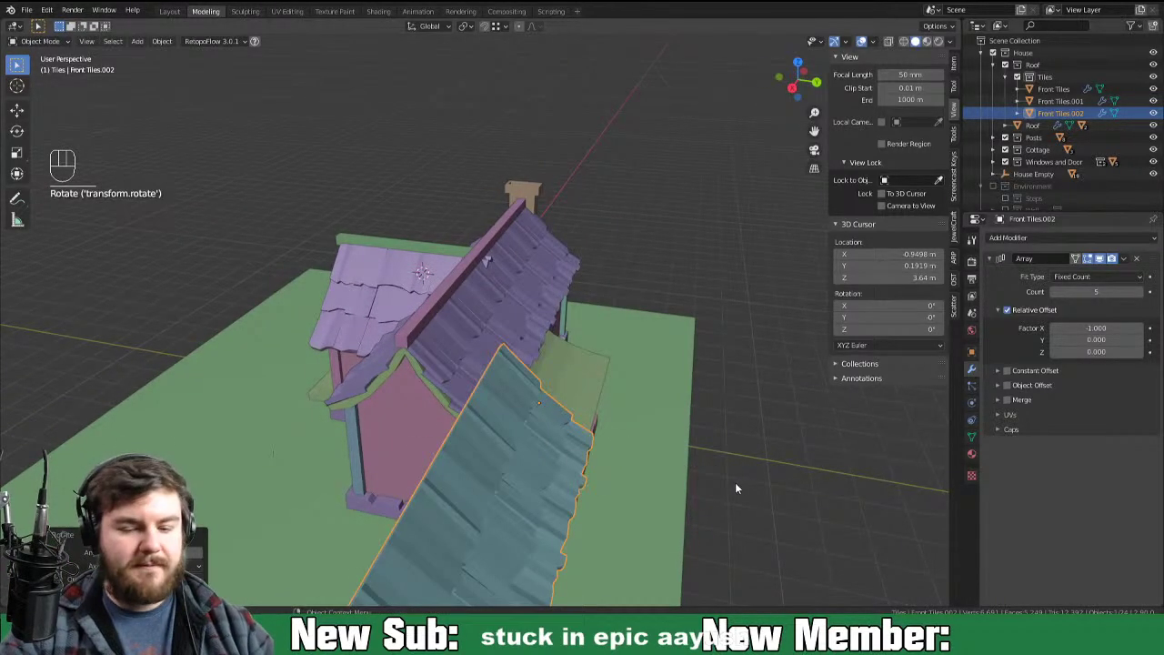
pyautogui.click(1058, 293)
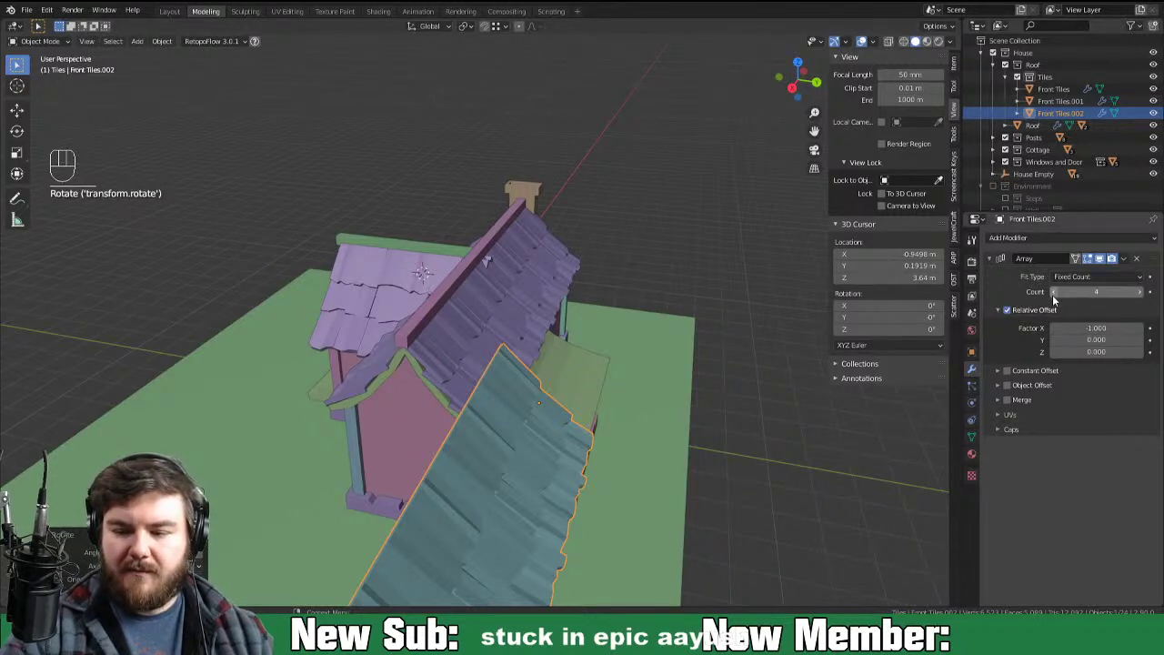
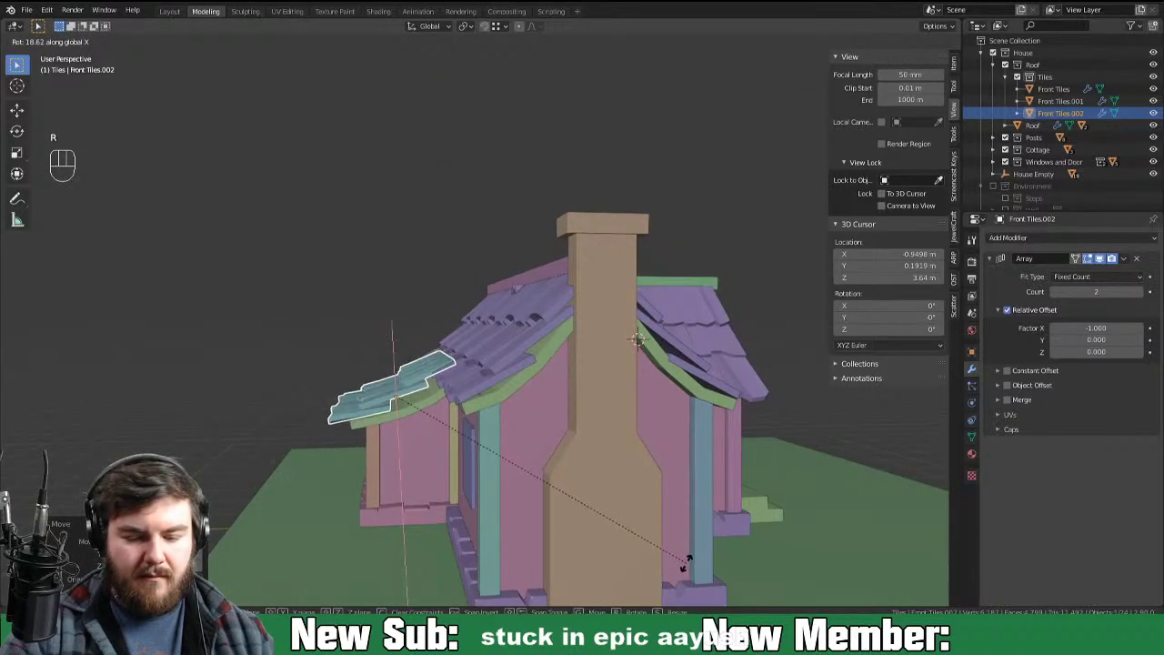
# Step: Tilt and resize the two-tile copy into a porch awning over the front roof edge
pyautogui.press('g')
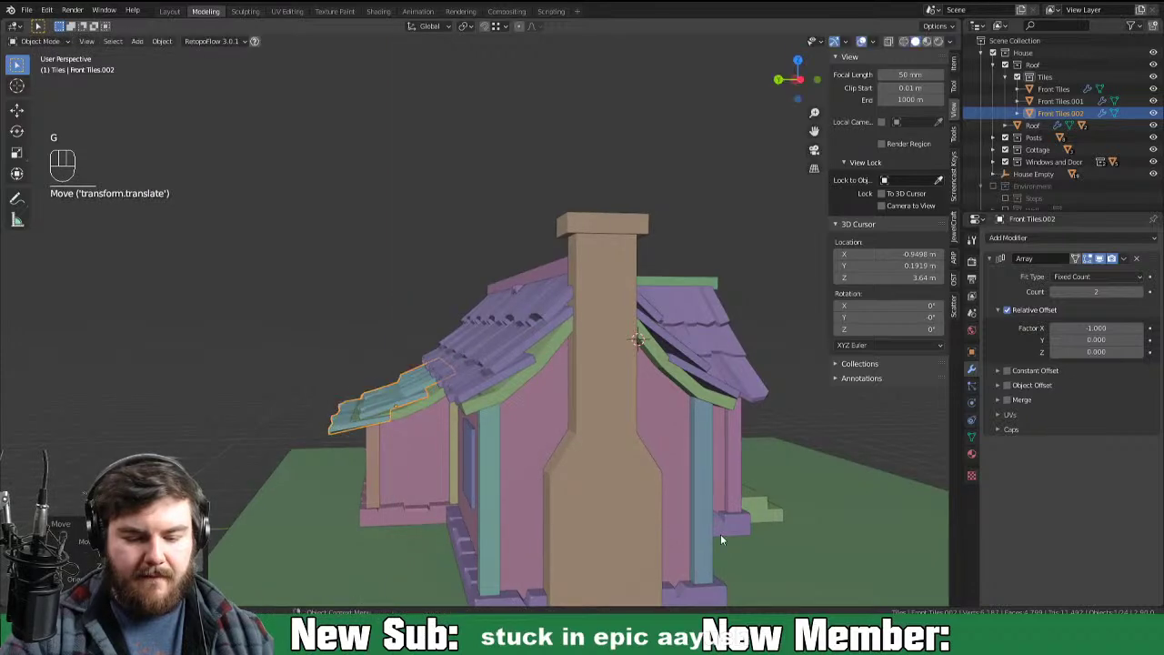
pyautogui.press('r')
pyautogui.moveTo(767, 501); pyautogui.dragTo(855, 518)
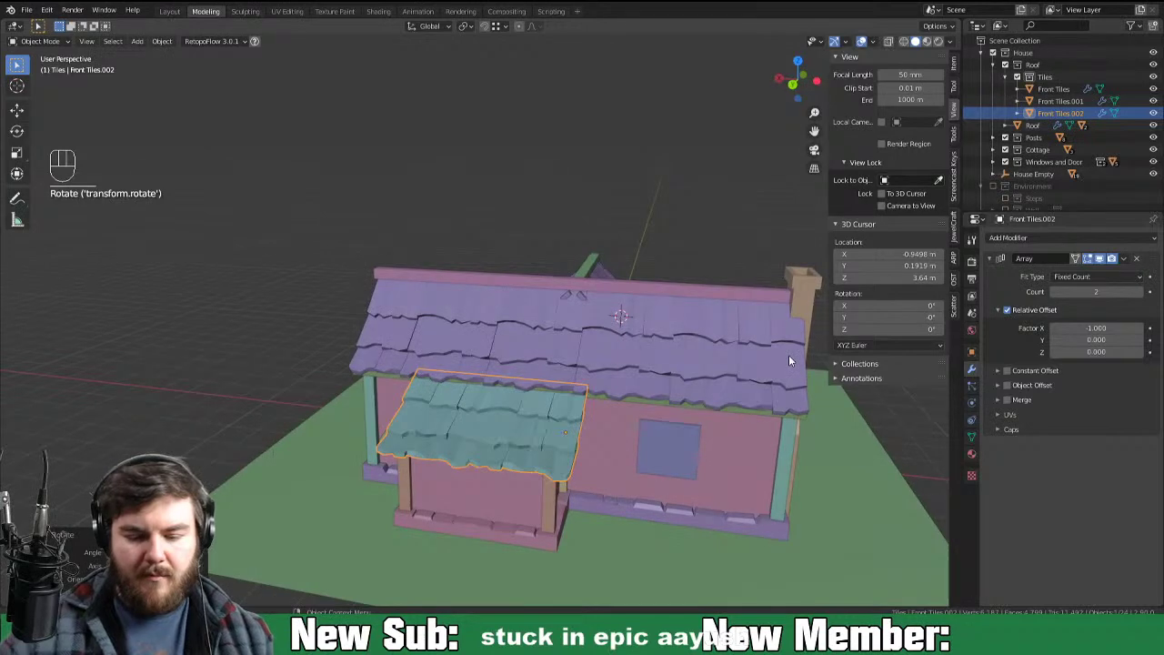
pyautogui.moveTo(556, 462); pyautogui.dragTo(442, 435)
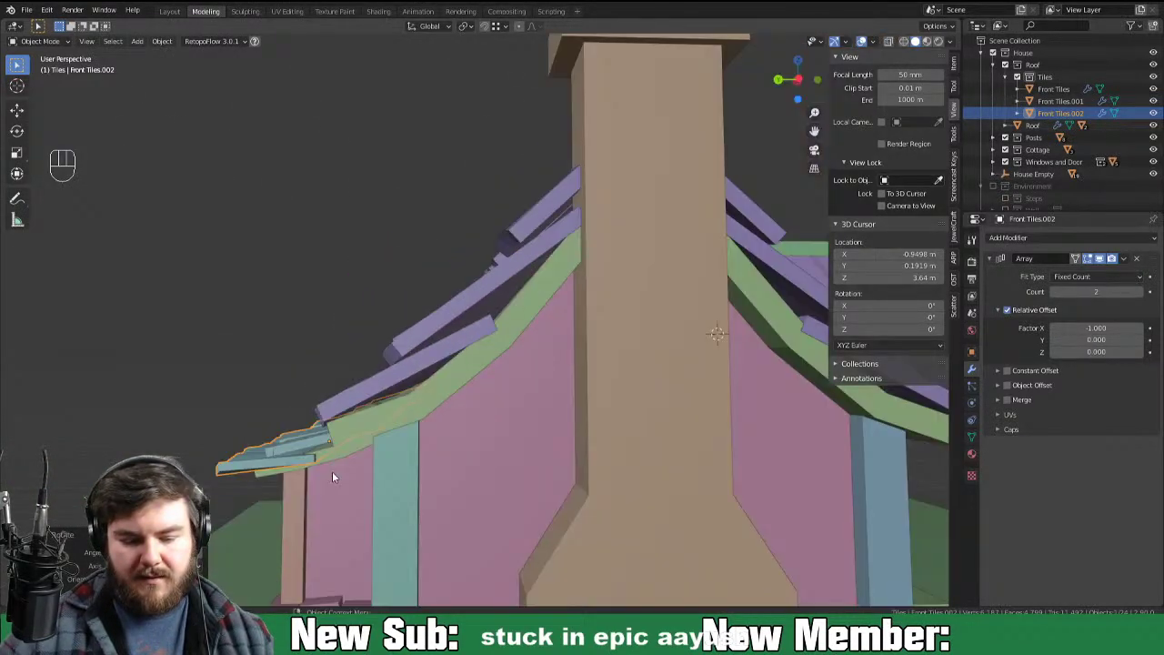
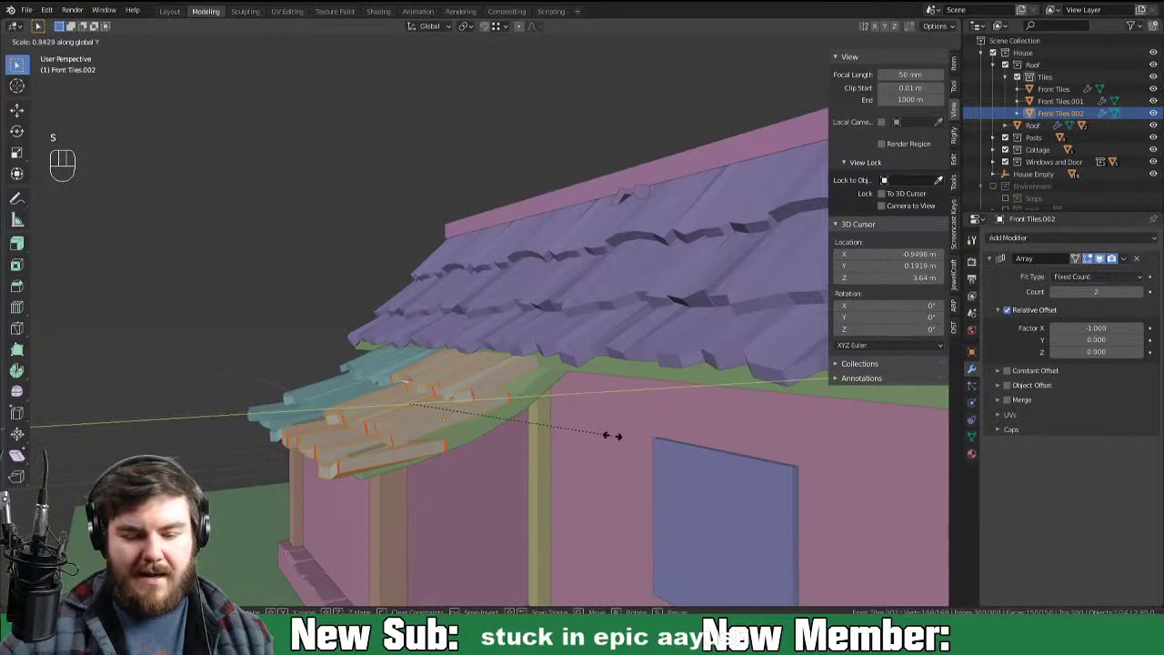
pyautogui.press('Tab')
pyautogui.press('g')
pyautogui.moveTo(591, 475); pyautogui.dragTo(560, 473)
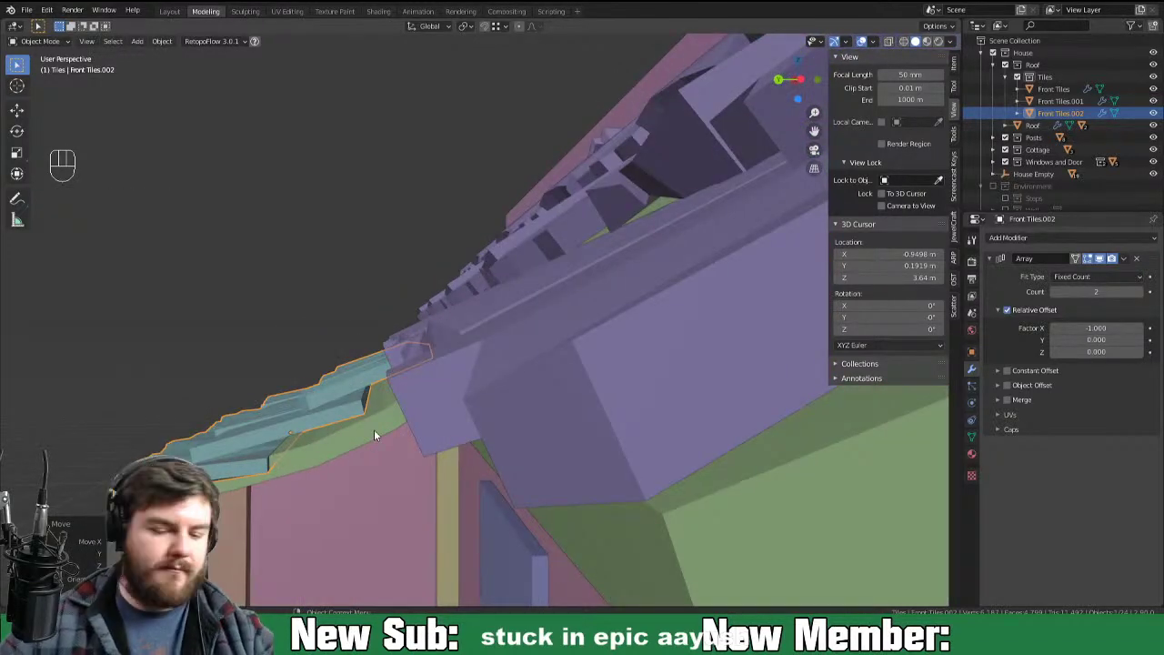
pyautogui.moveTo(298, 400); pyautogui.dragTo(371, 384)
# Step: In side view, slide and tilt the individual tiles so the awning follows the porch slope
pyautogui.press('Tab')
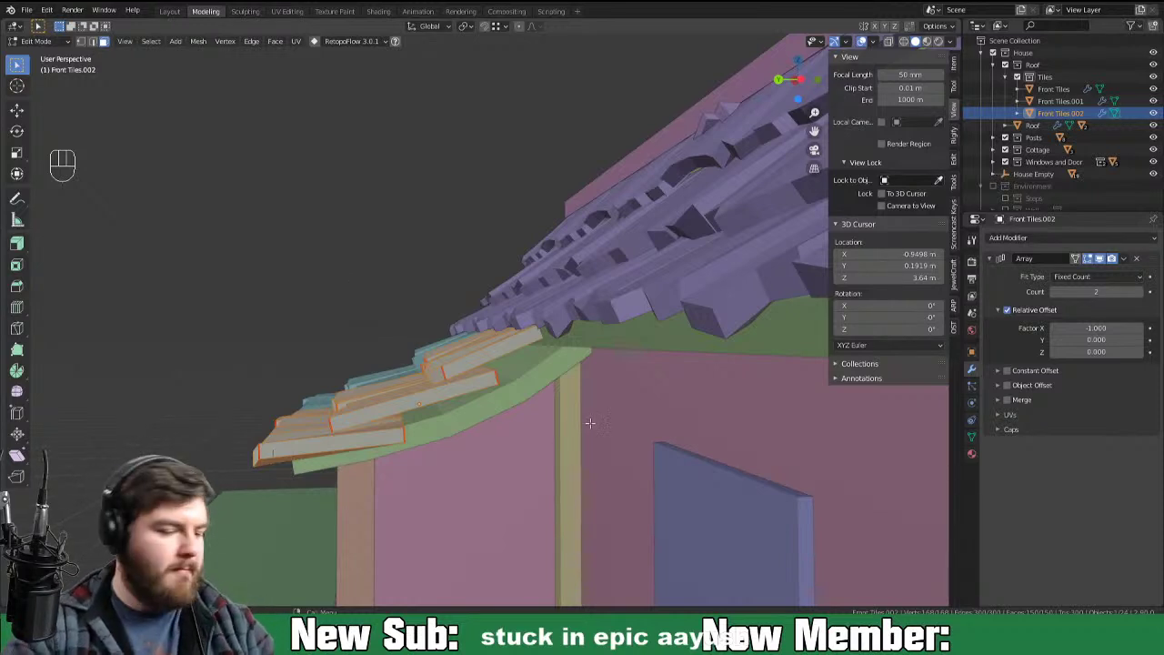
pyautogui.press('ctrl+KP_3')
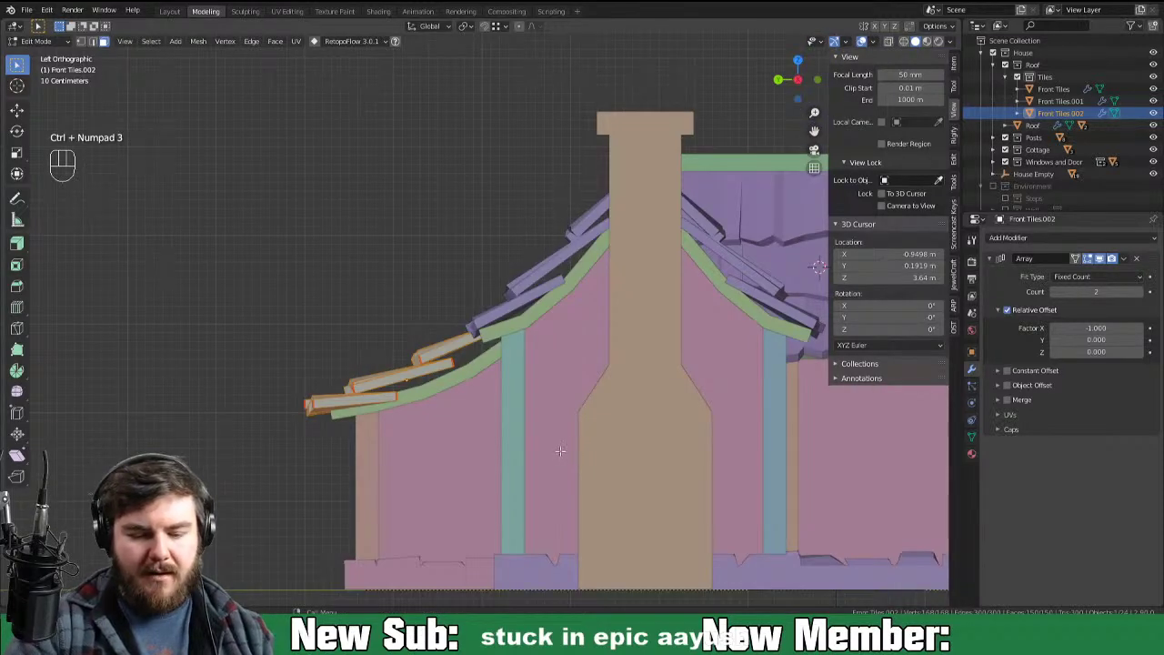
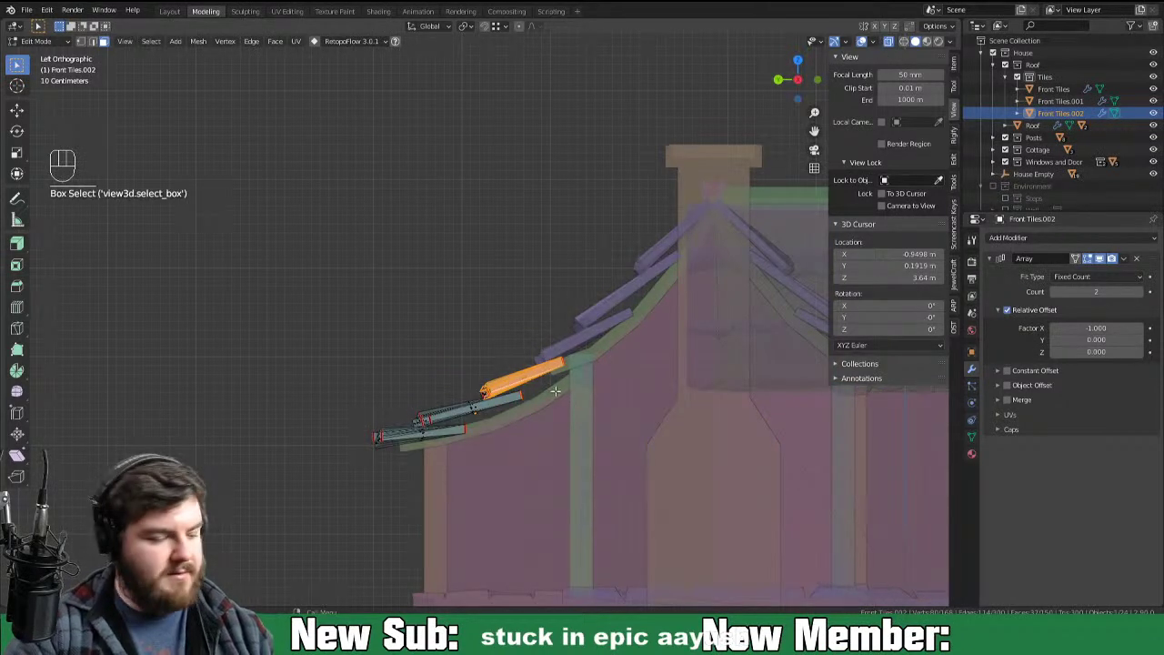
pyautogui.press('ctrl+l')
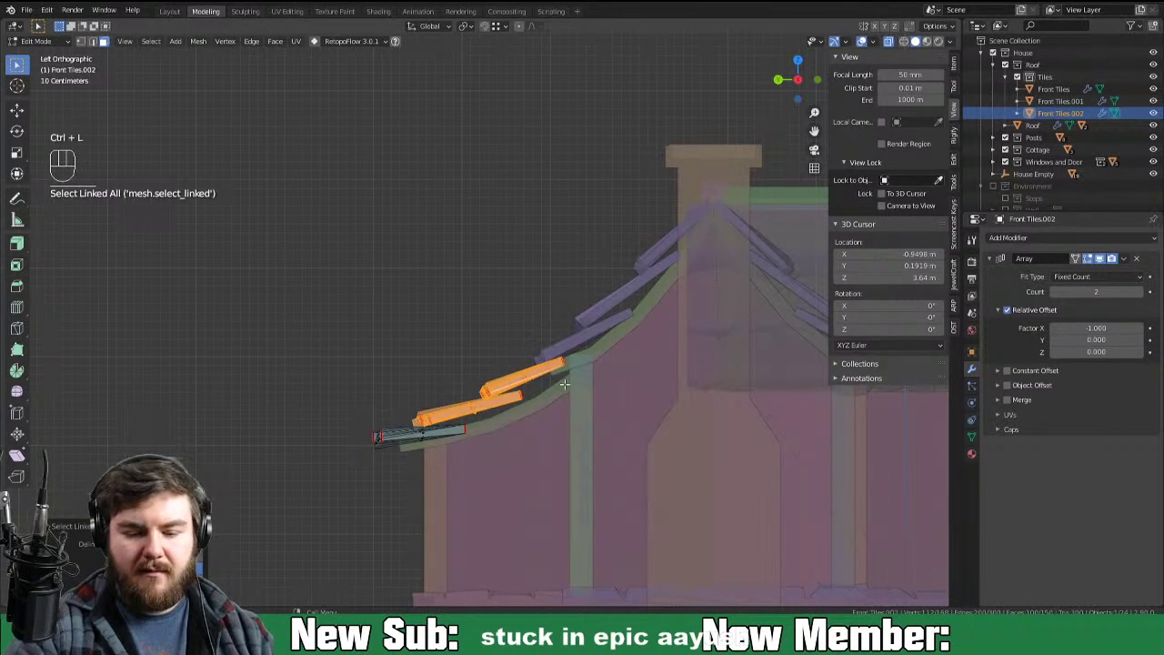
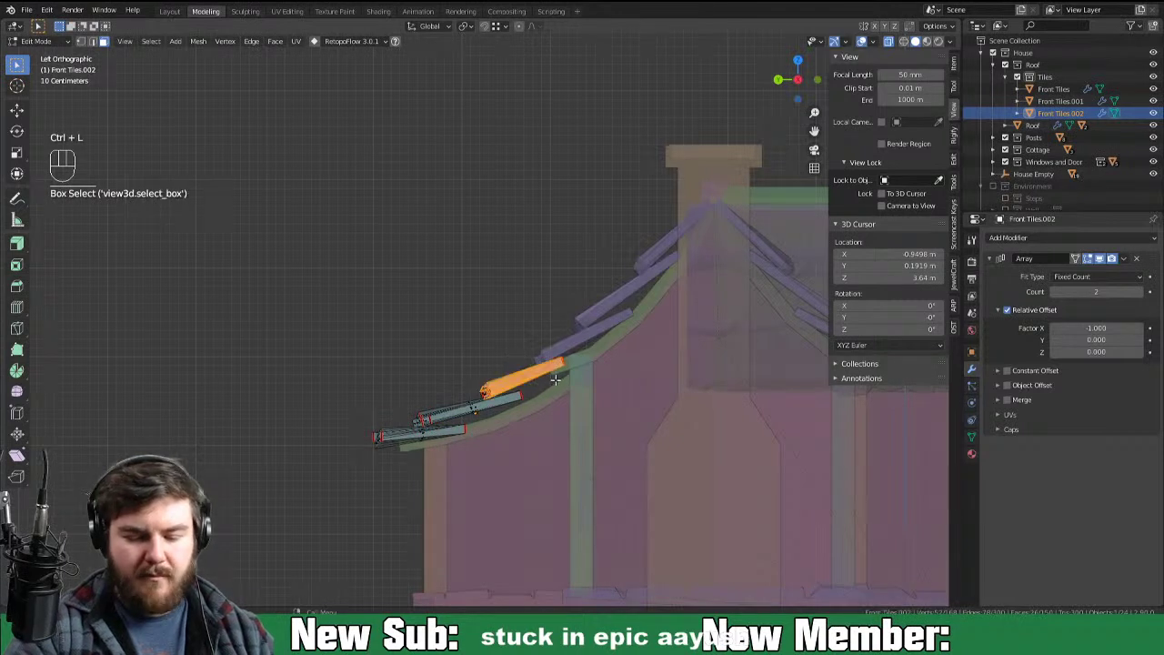
pyautogui.press('ctrl+l')
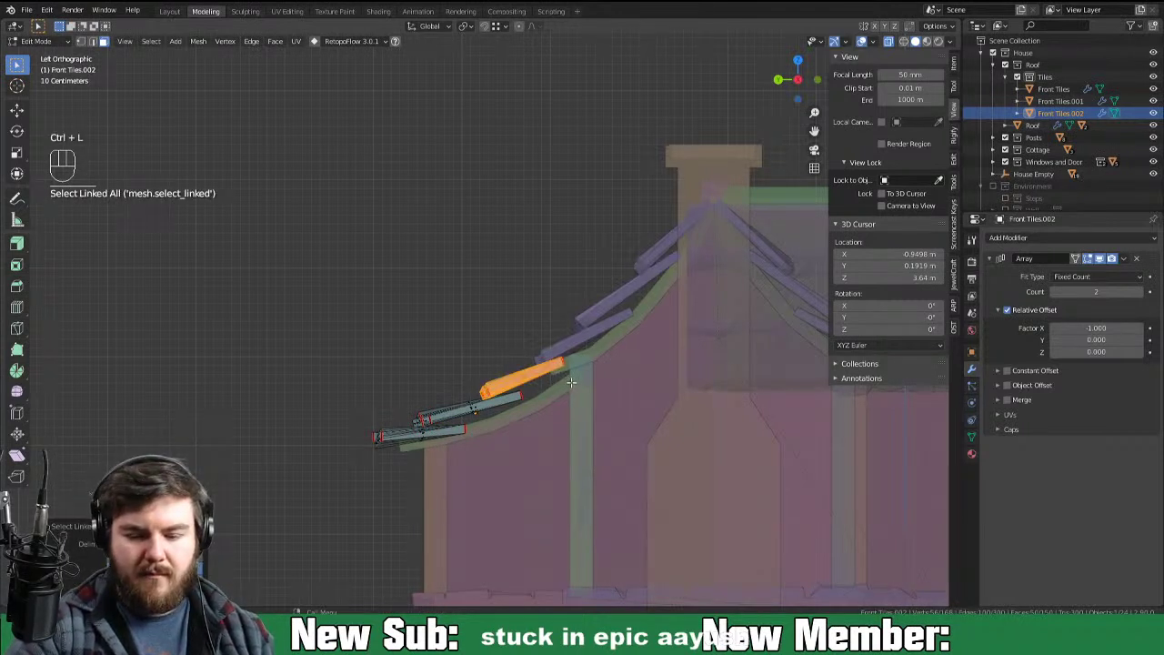
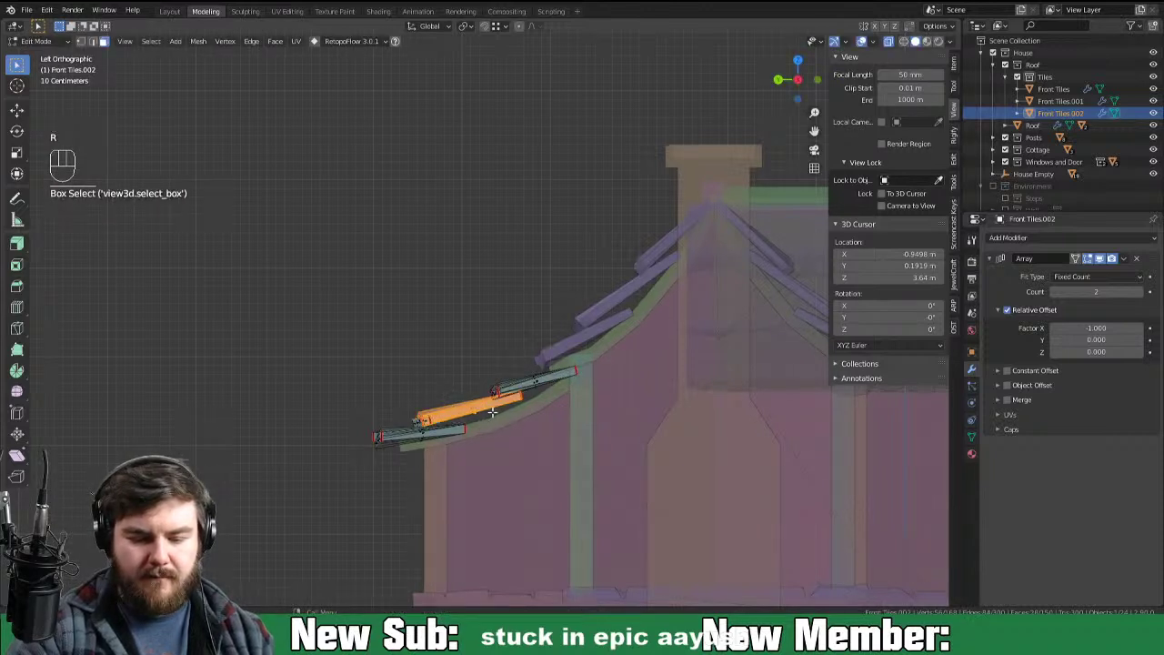
pyautogui.press('ctrl+l')
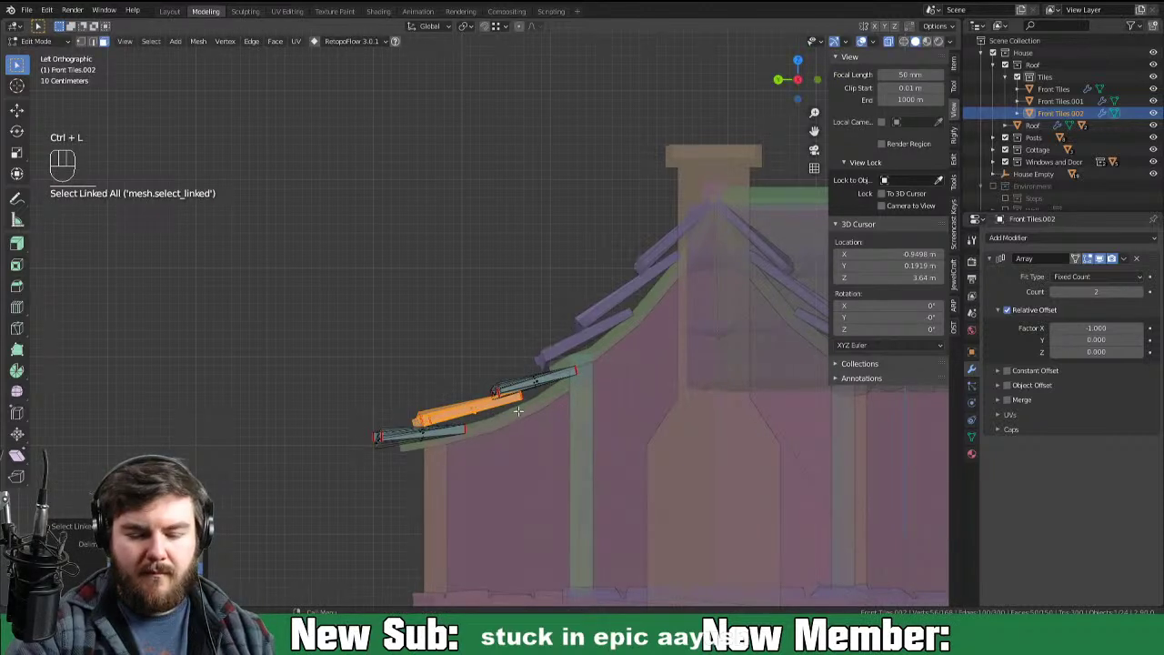
pyautogui.press('g')
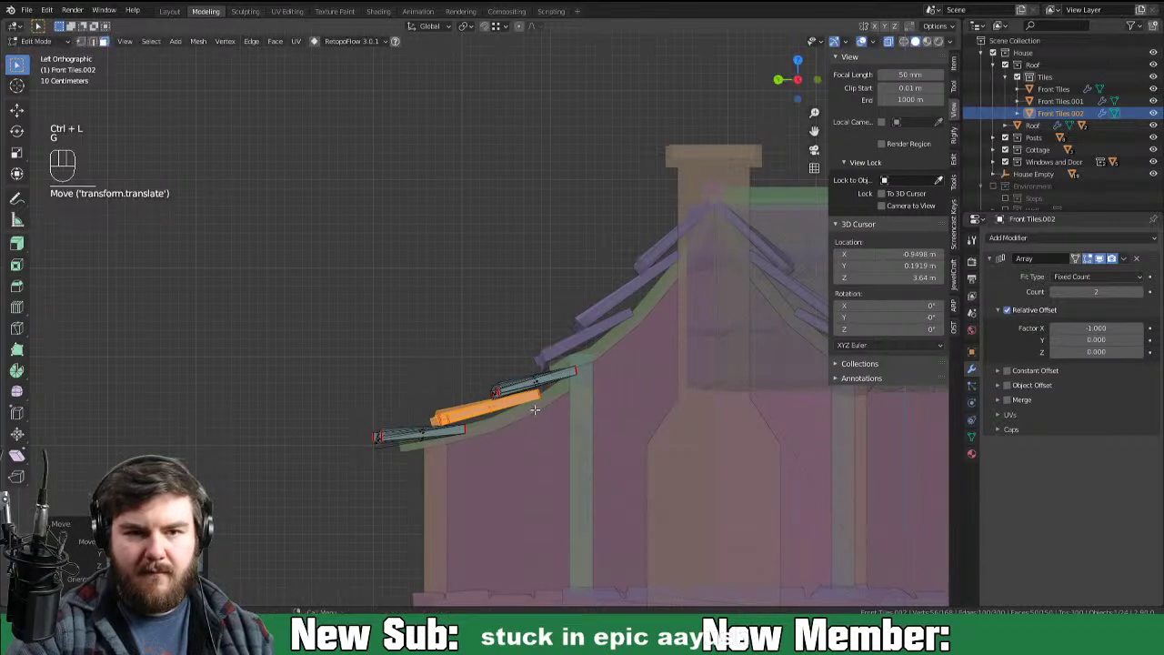
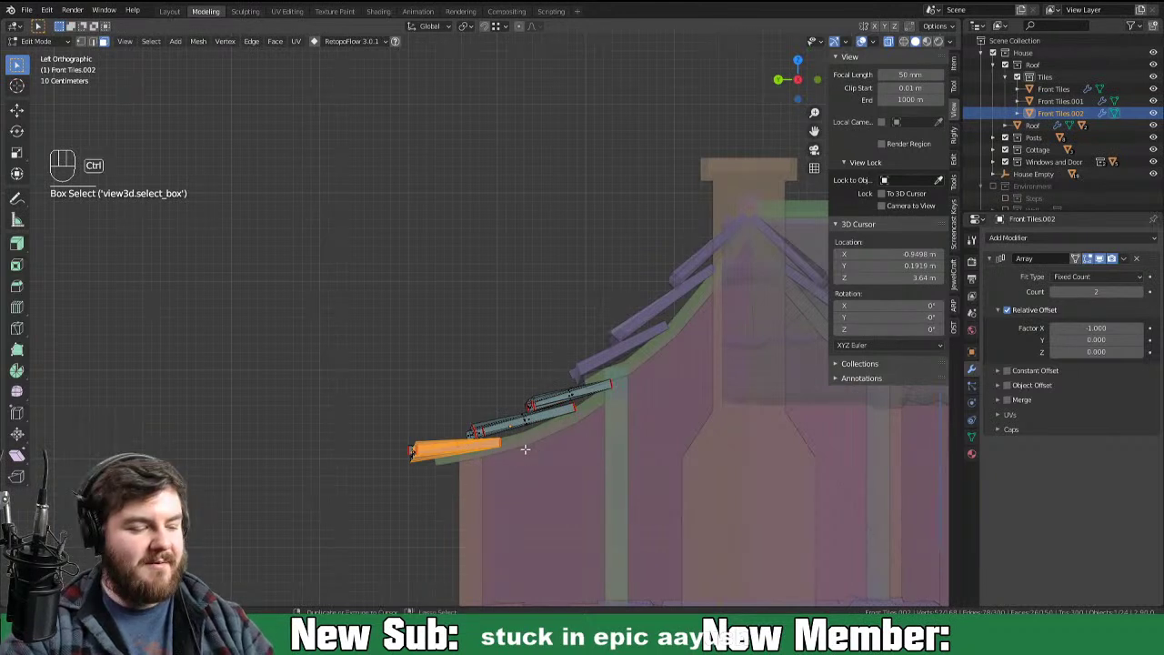
pyautogui.press('ctrl+l')
pyautogui.press('r')
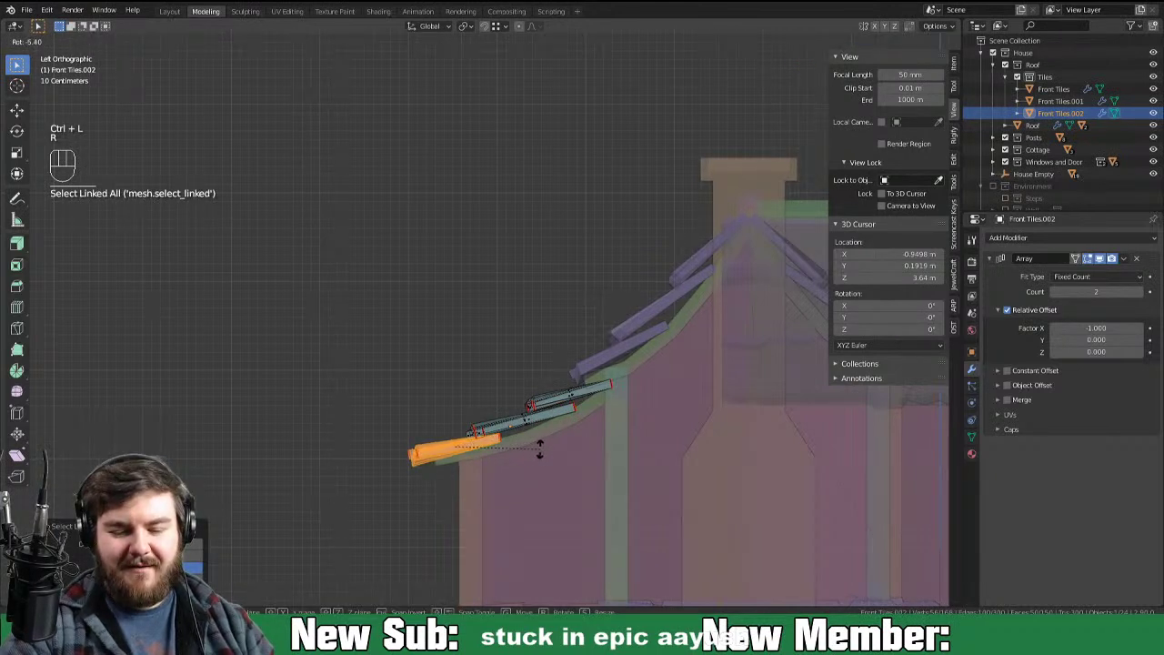
pyautogui.press('g')
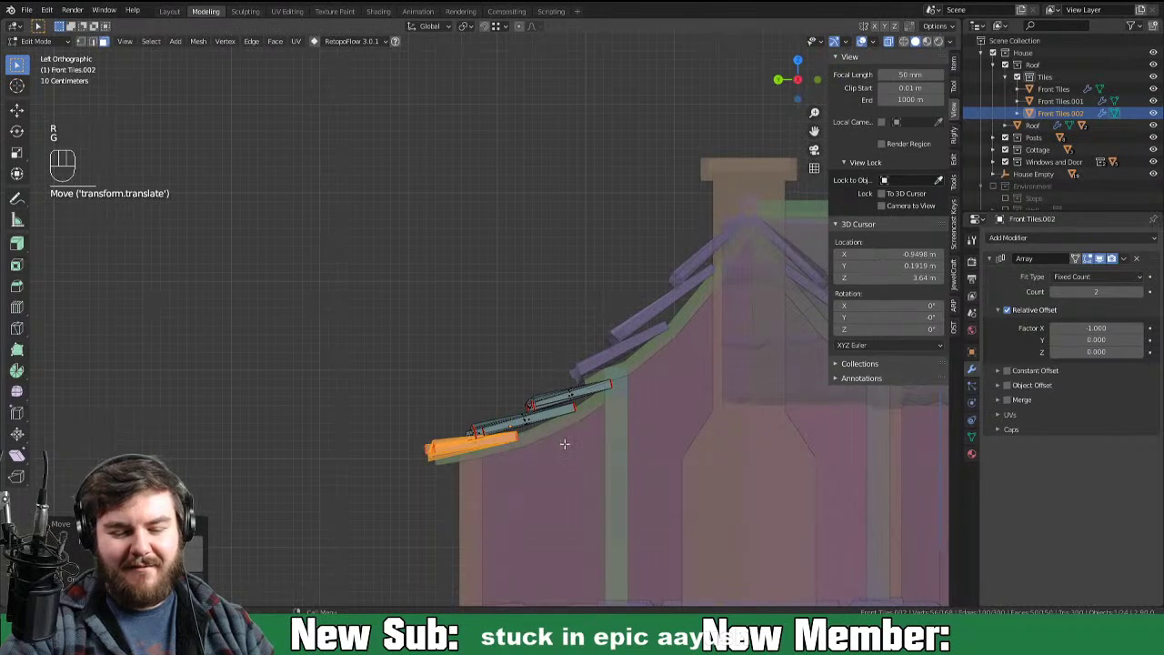
pyautogui.press('Tab')
pyautogui.moveTo(639, 411); pyautogui.dragTo(766, 427)
pyautogui.moveTo(760, 388); pyautogui.dragTo(664, 420)
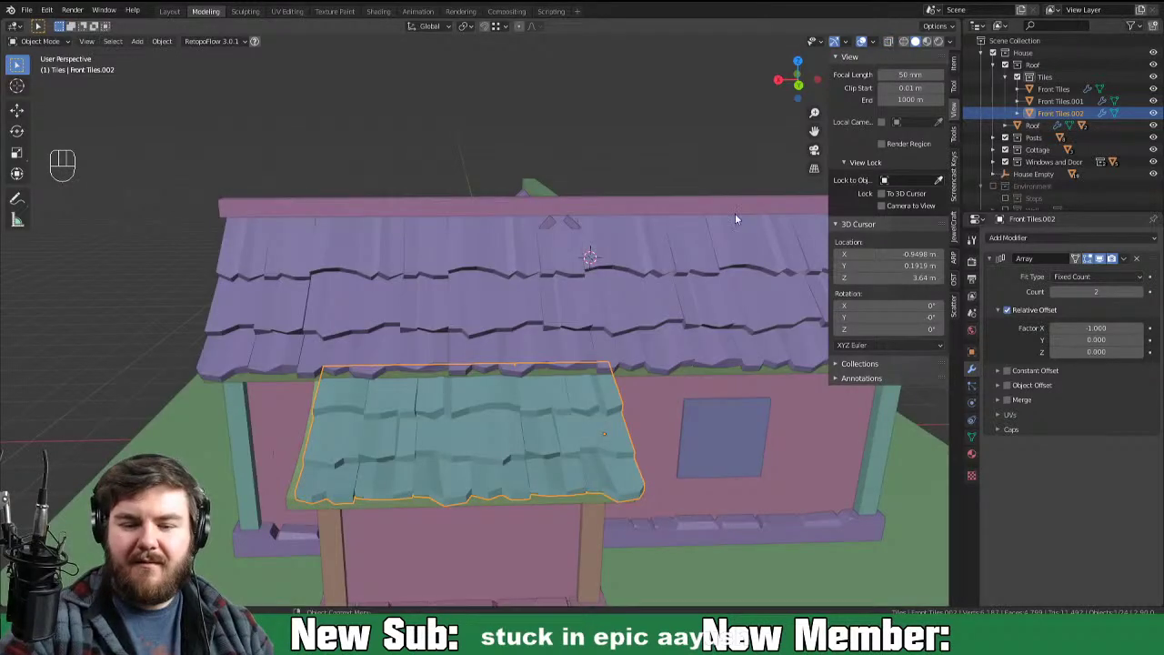
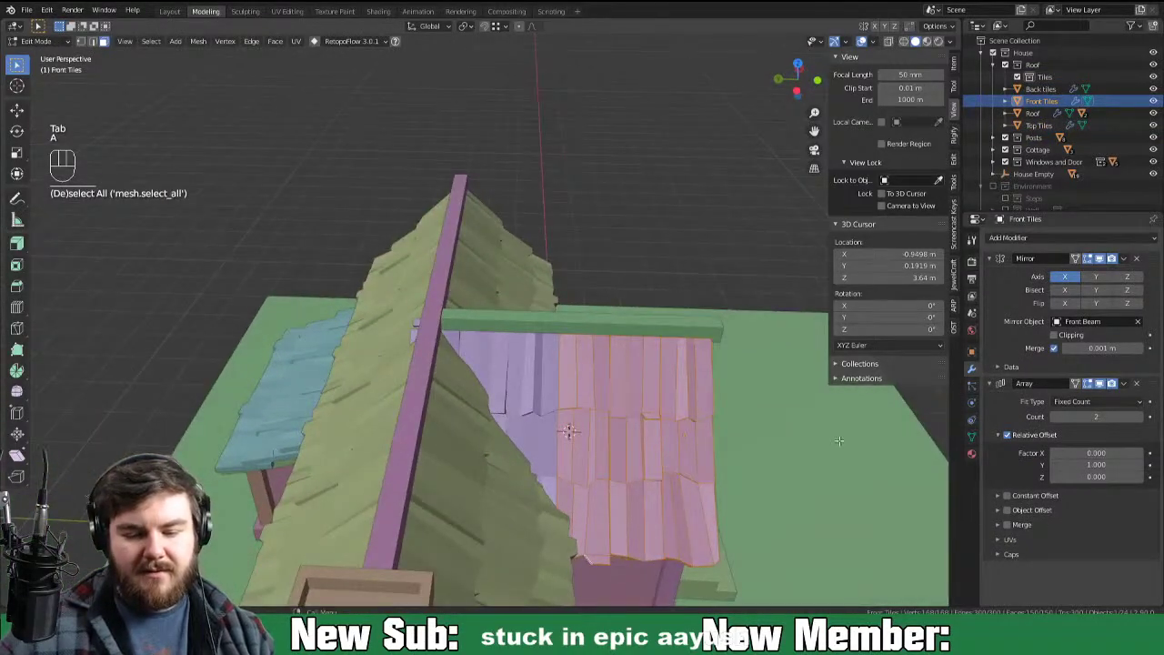
# Step: Shrink the front gable tiles along Y, shift them into place and save the file
pyautogui.press('s')
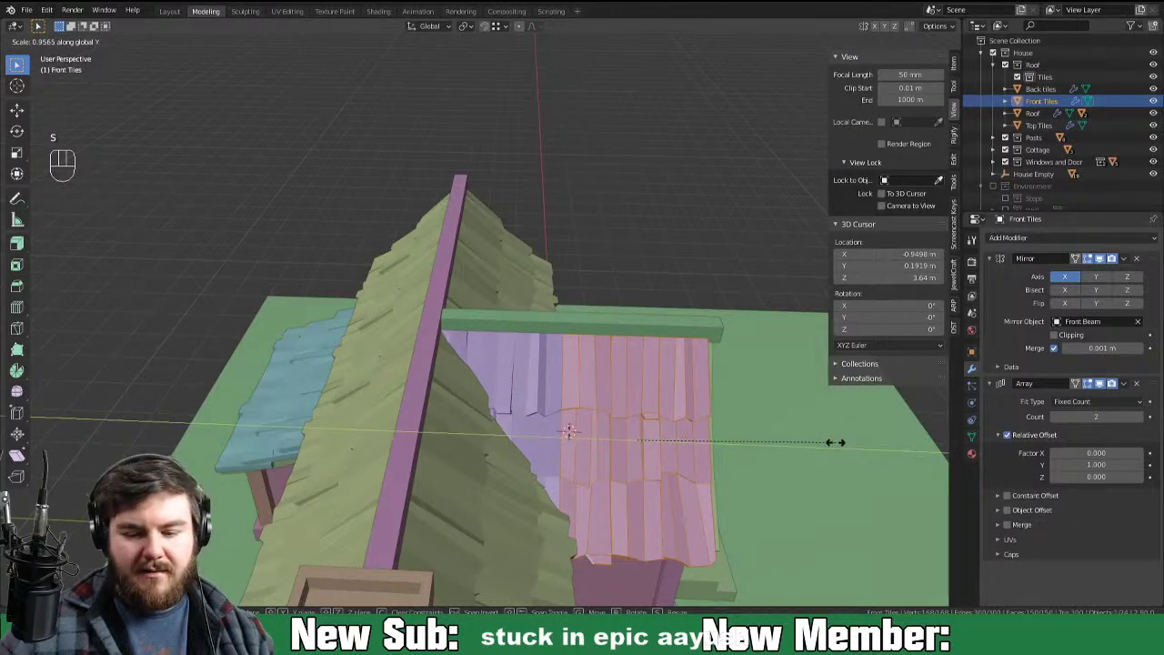
pyautogui.press('Tab')
pyautogui.press('g')
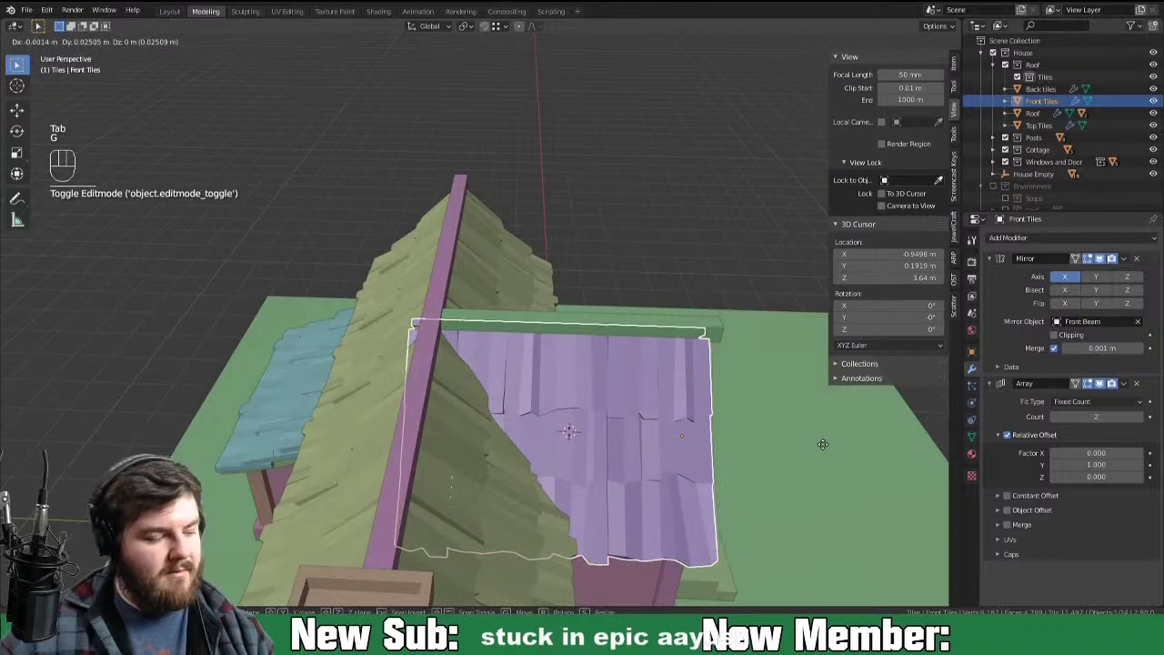
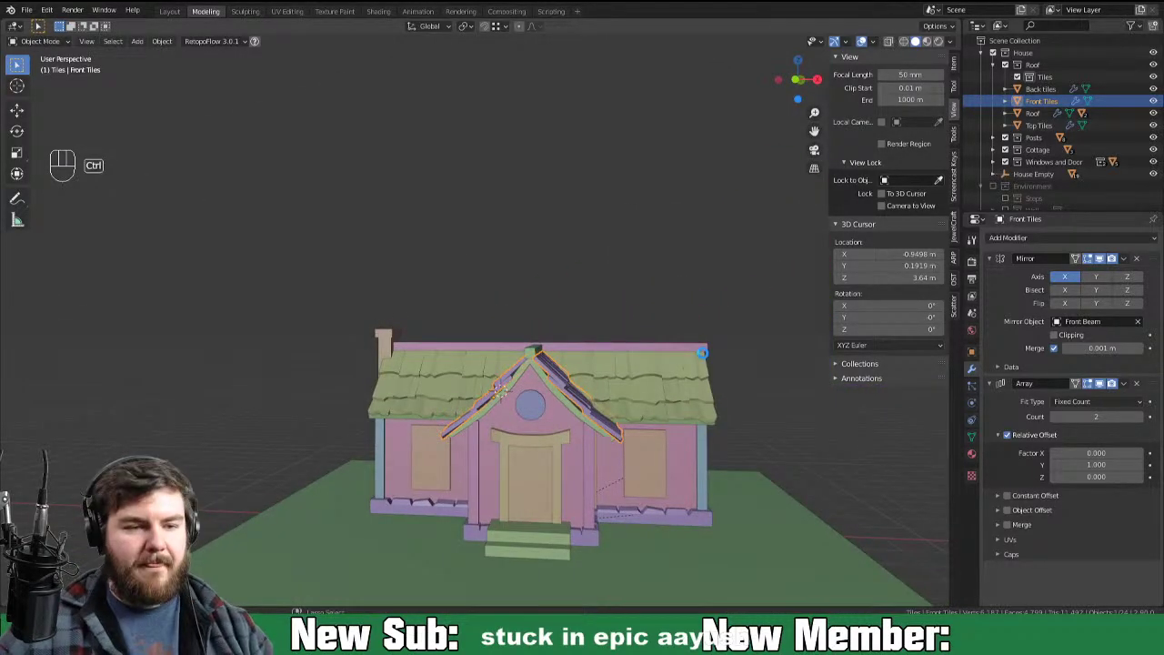
pyautogui.press('ctrl+s')
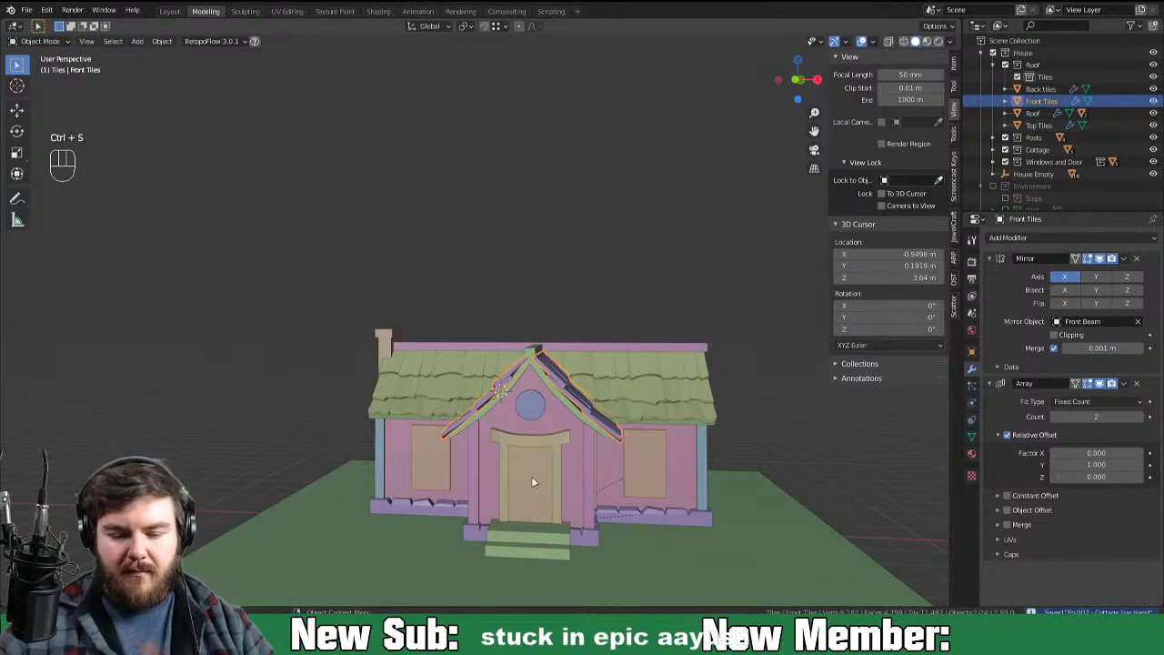
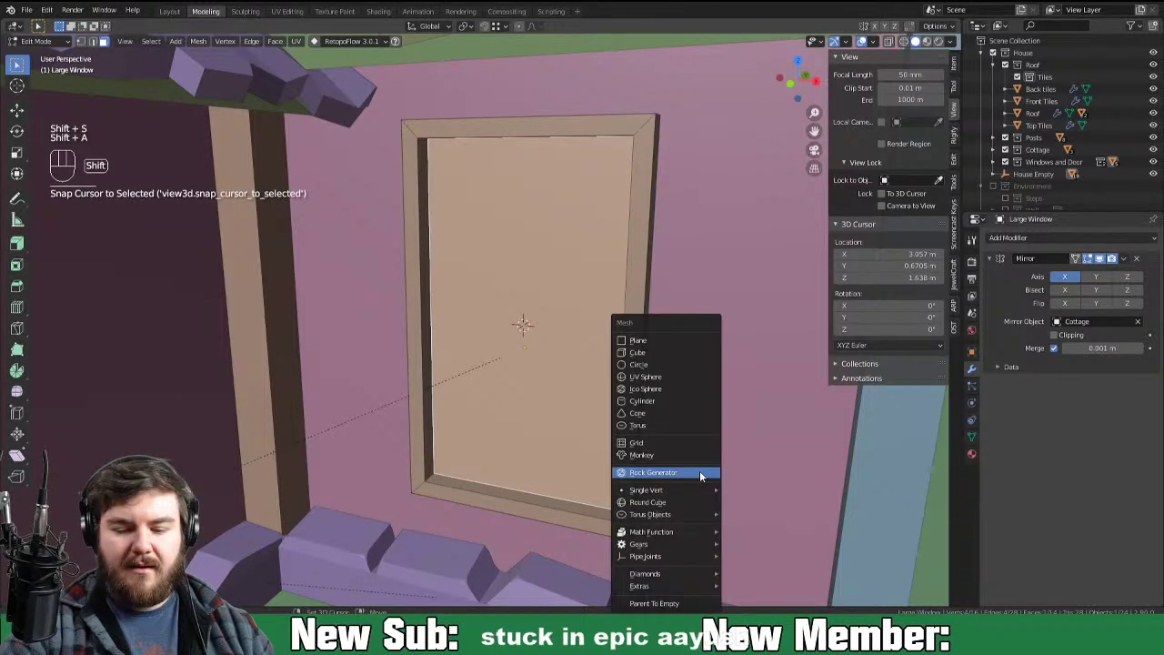
# Step: Add a cube scaled into a horizontal window bar, then duplicate it rotated 90° and stretched into a vertical bar
pyautogui.press('s')
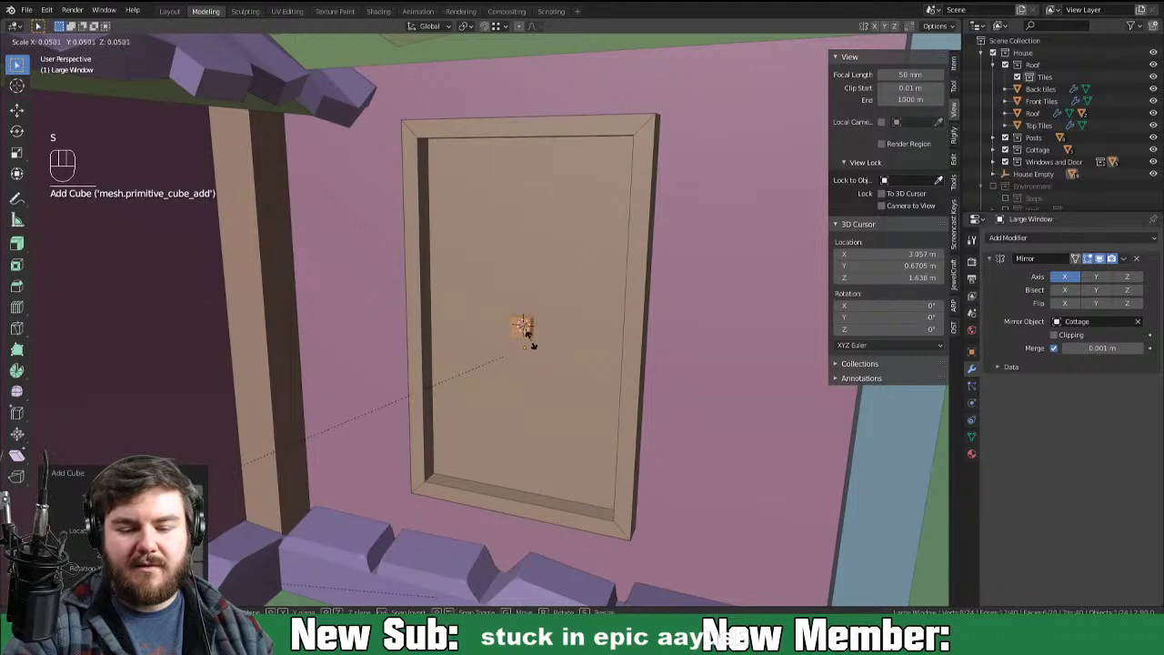
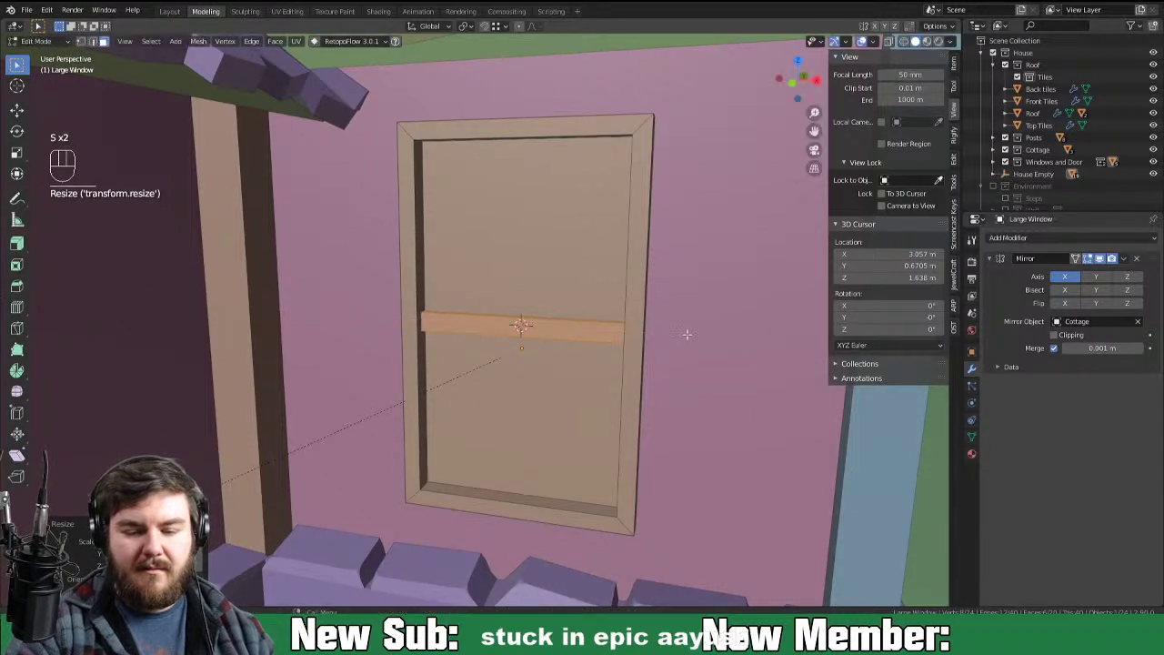
pyautogui.press('shift+d')
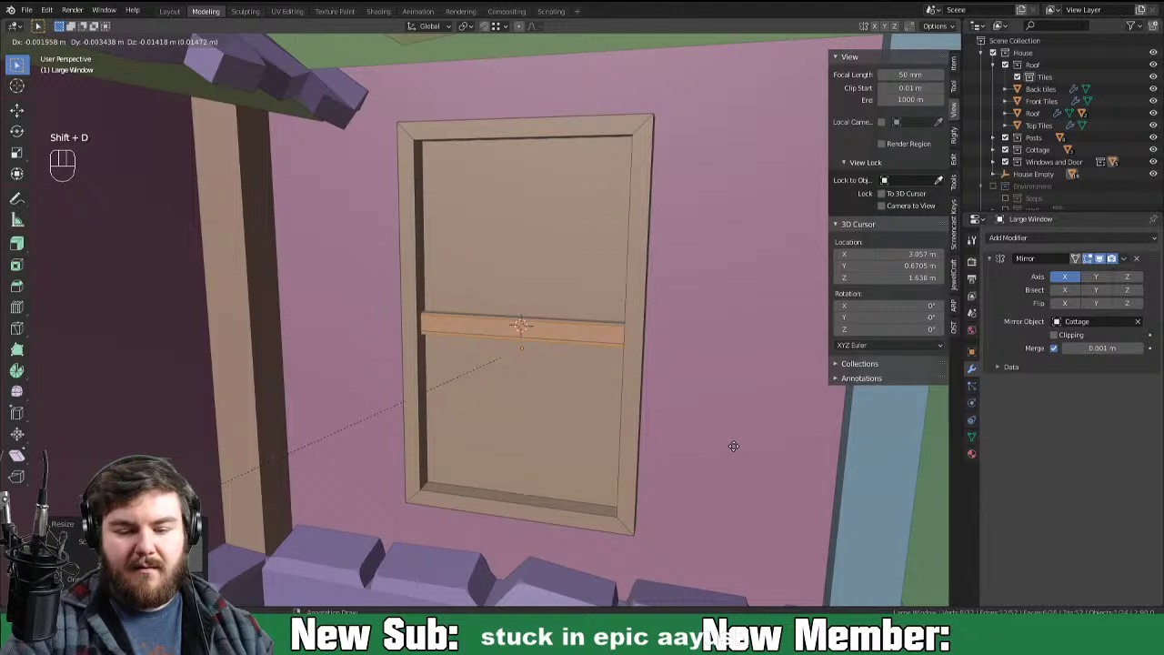
pyautogui.press('r')
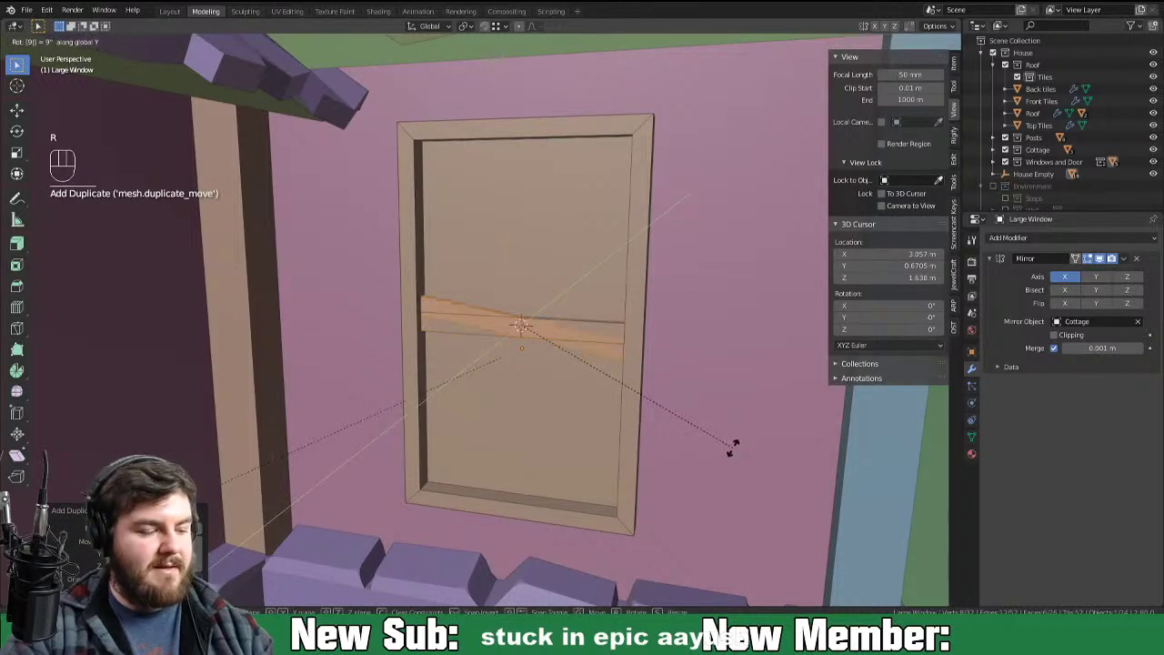
pyautogui.press('s')
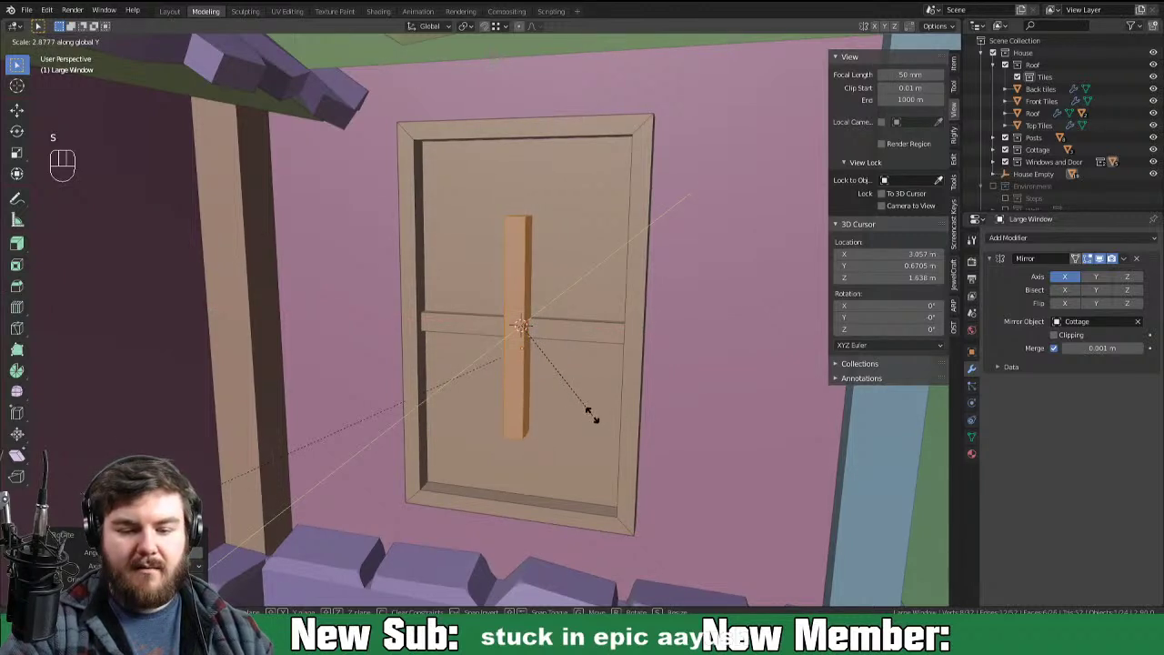
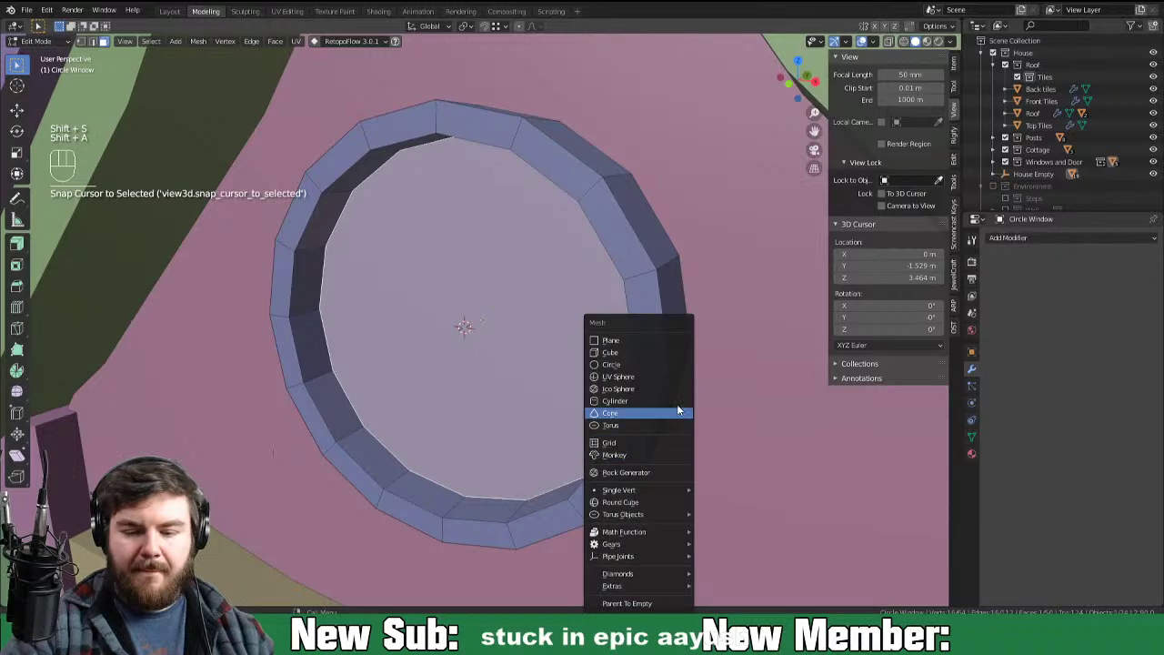
# Step: Scale a new cube into a thin bar across the round window's middle and rotate it into place
pyautogui.press('s')
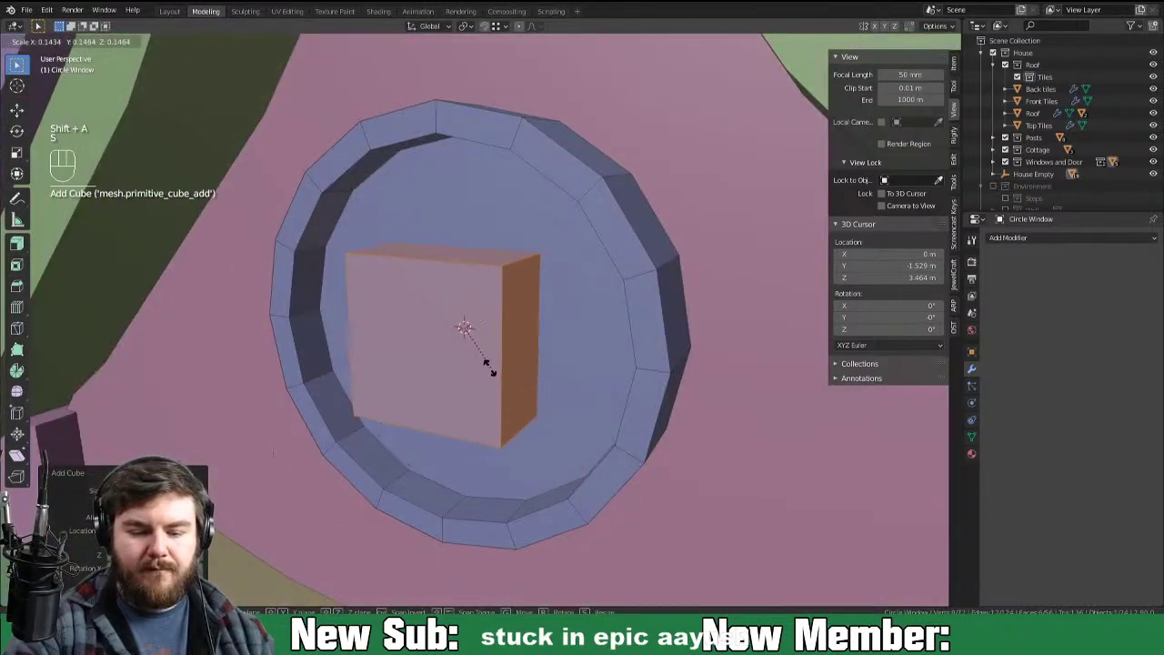
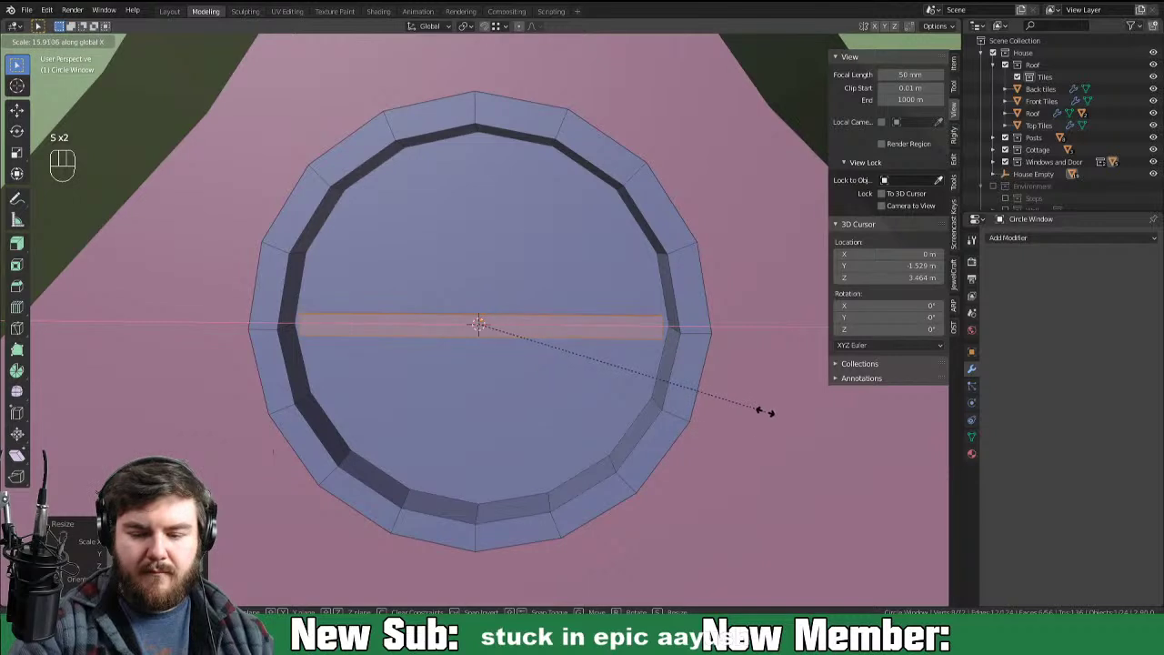
pyautogui.press('shift+d')
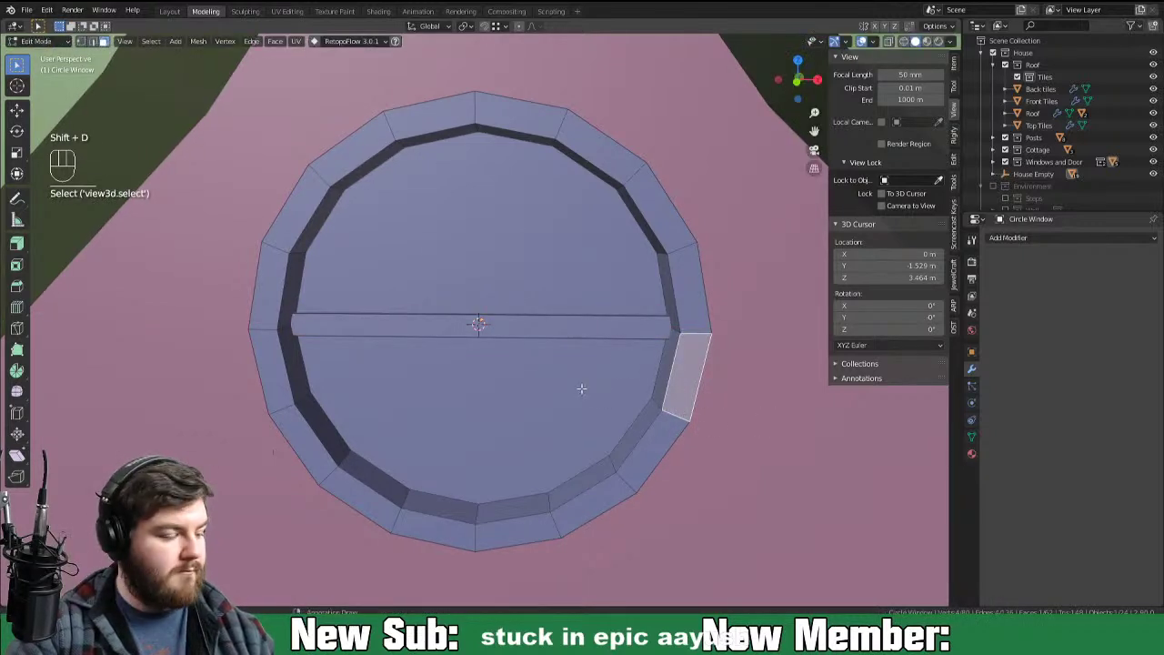
pyautogui.press('ctrl+z')
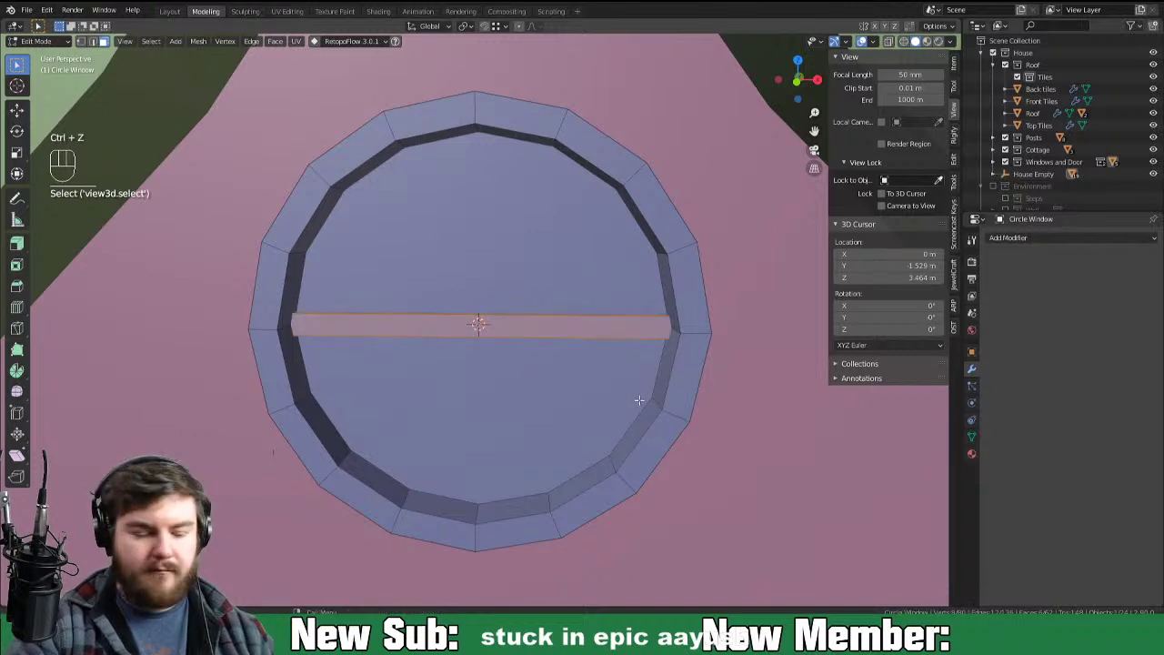
pyautogui.press('r')
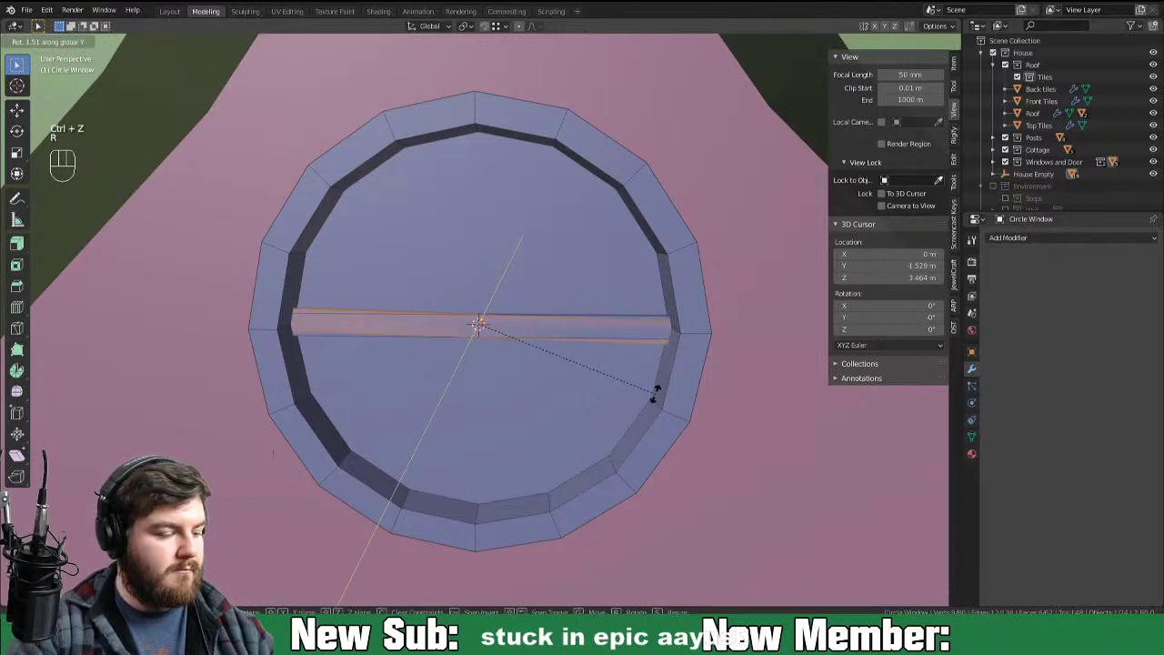
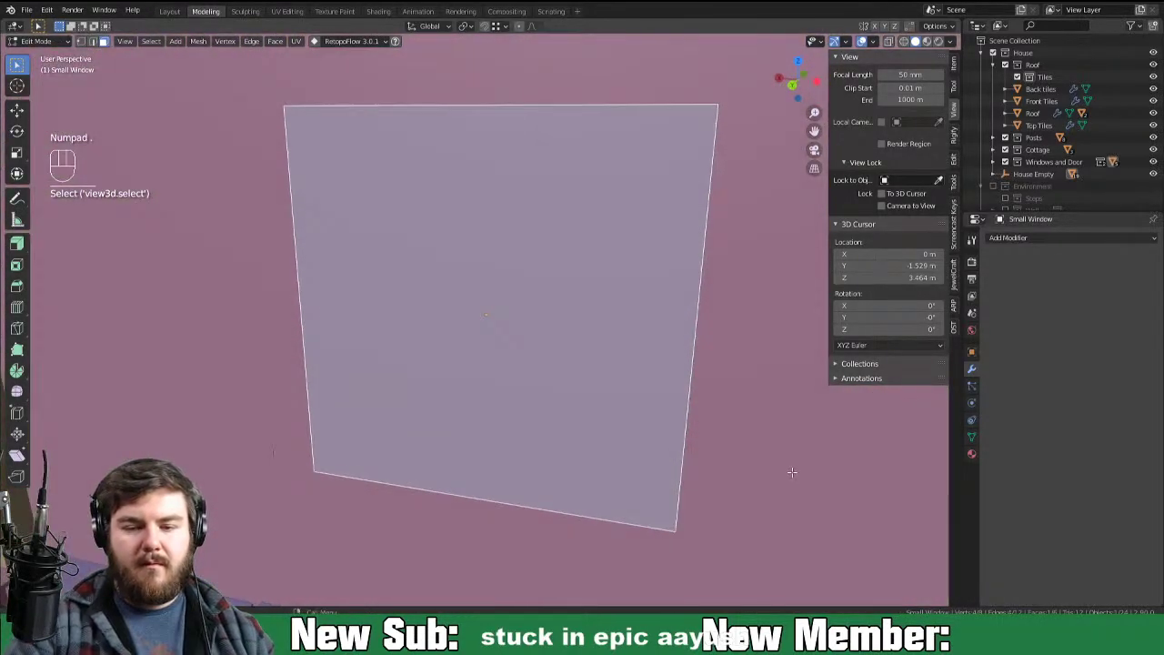
# Step: Inset the small window face into a frame and add a thin horizontal bar plus an upright duplicate forming a cross
pyautogui.press('i')
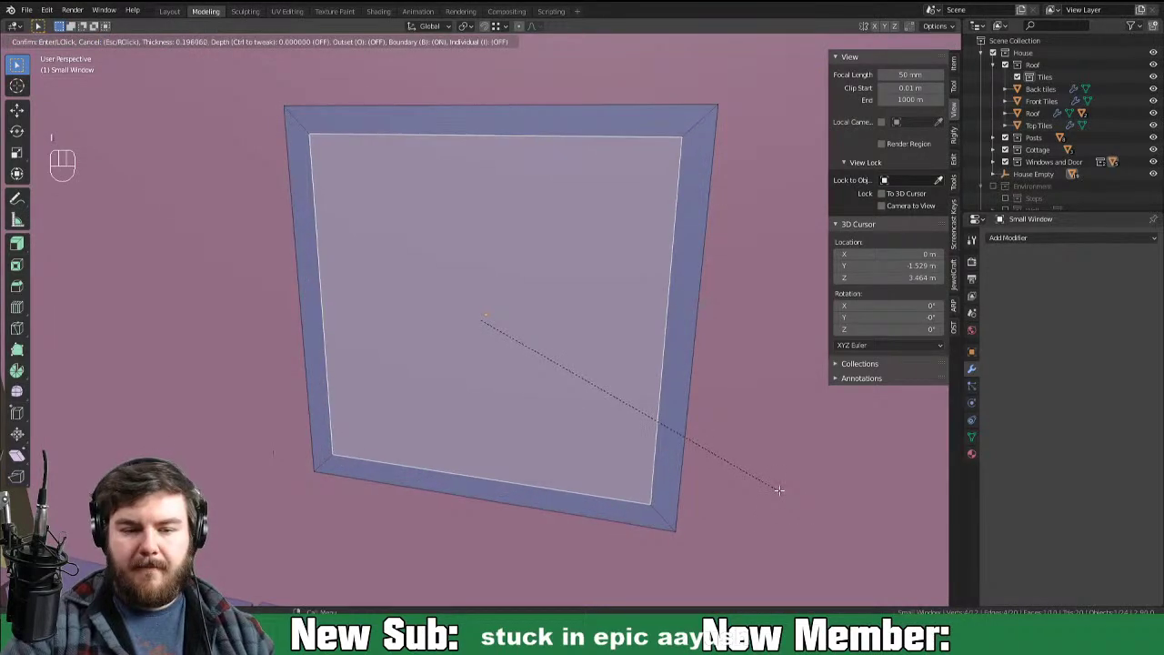
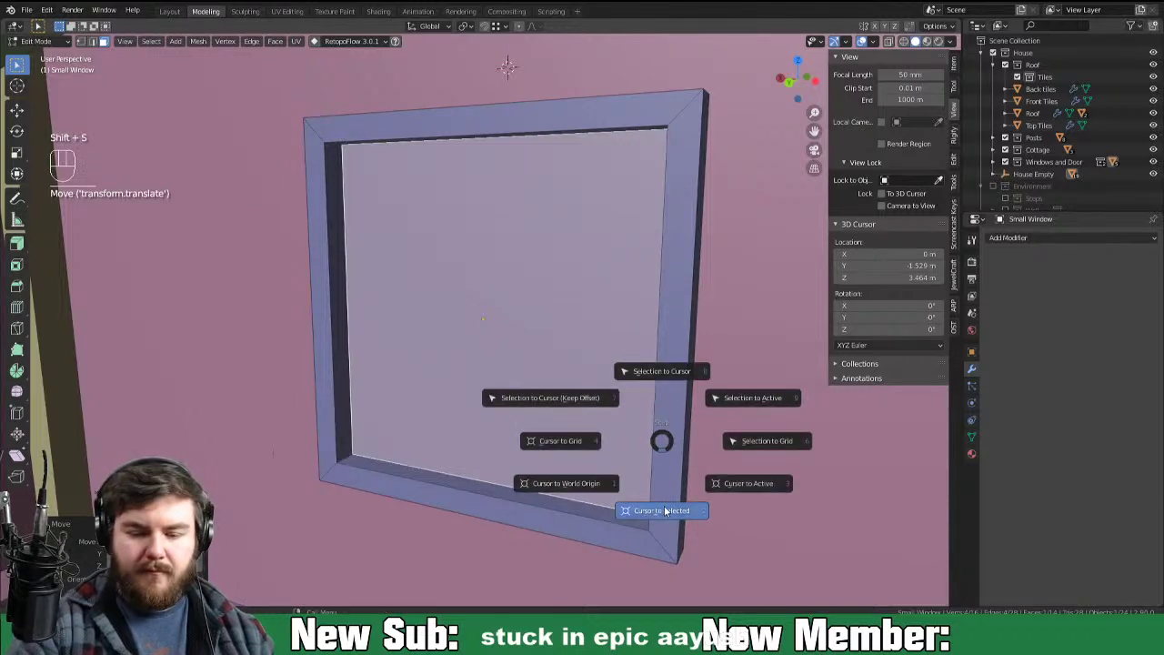
pyautogui.press('shift+a')
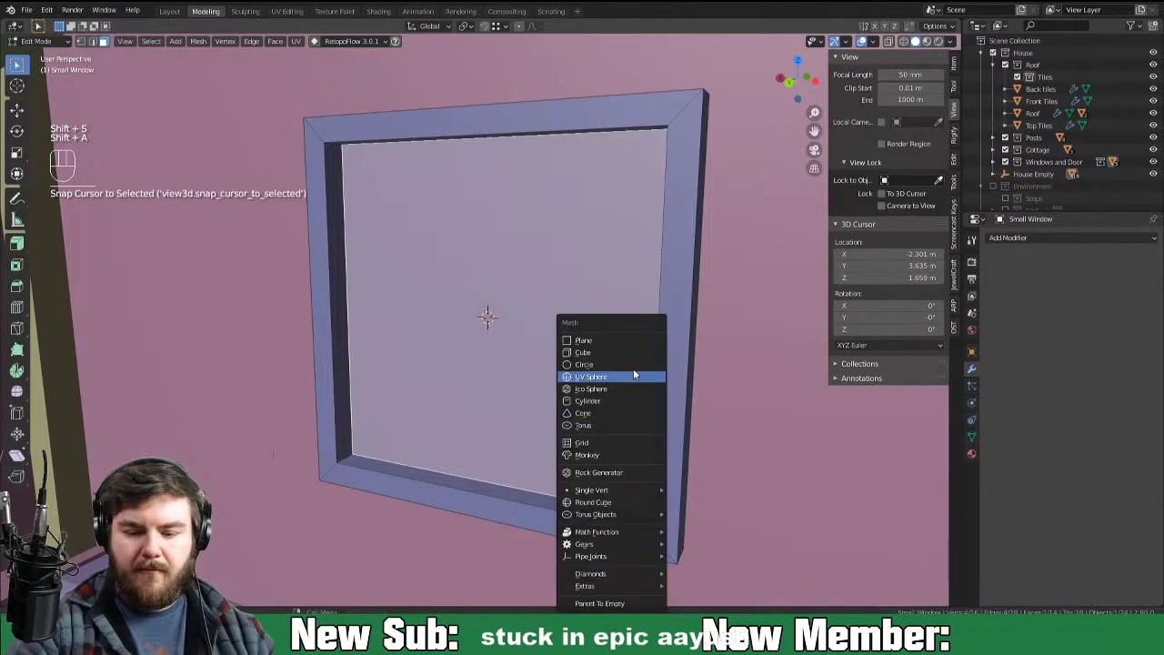
pyautogui.press('s')
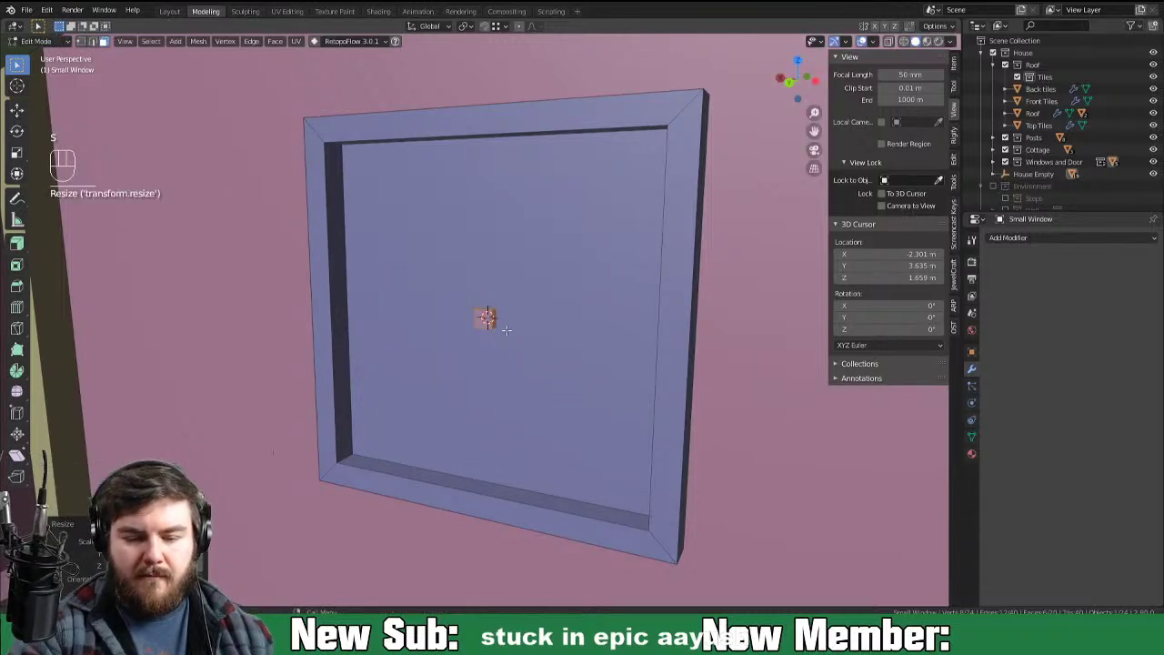
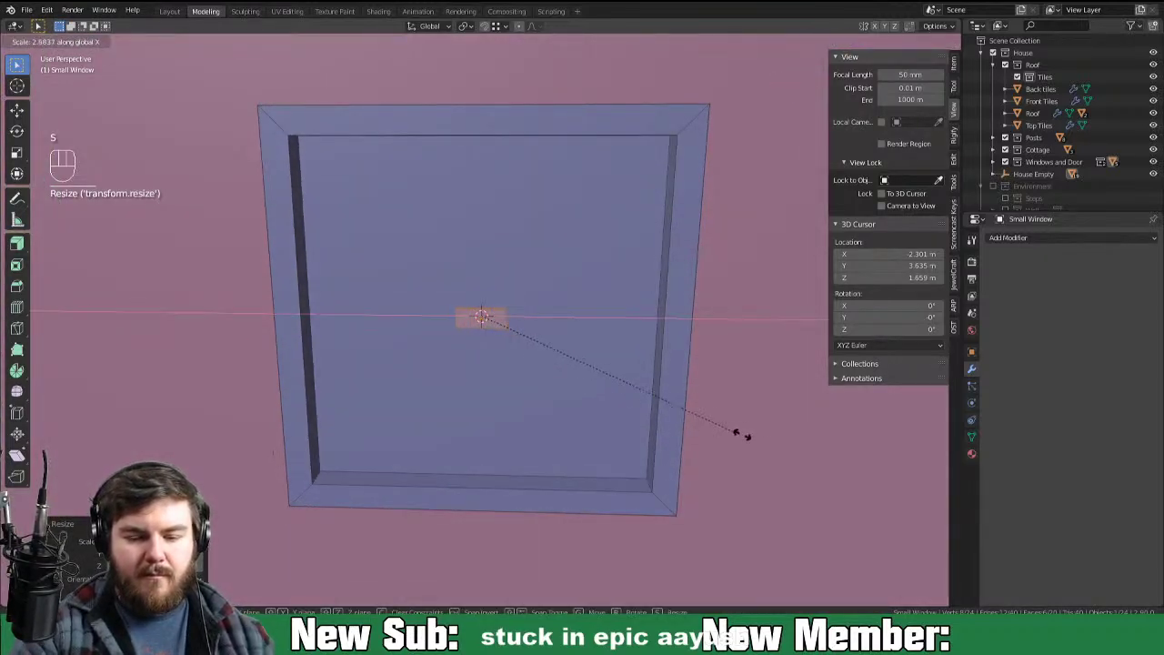
pyautogui.press('s')
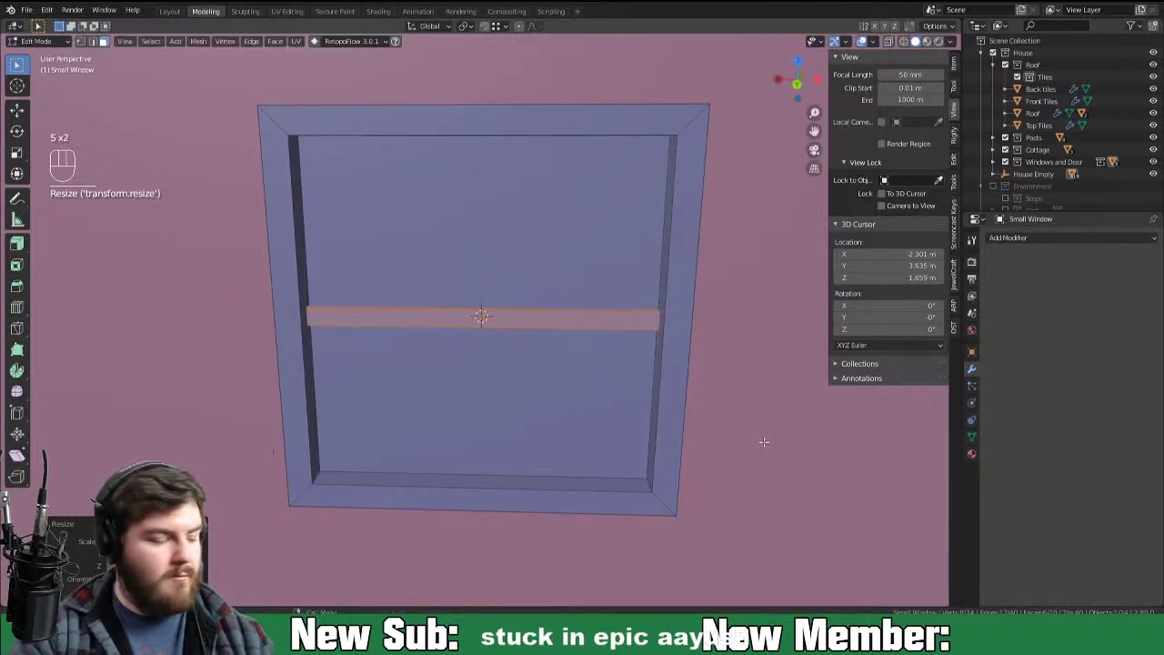
pyautogui.press('shift+d')
pyautogui.press('r')
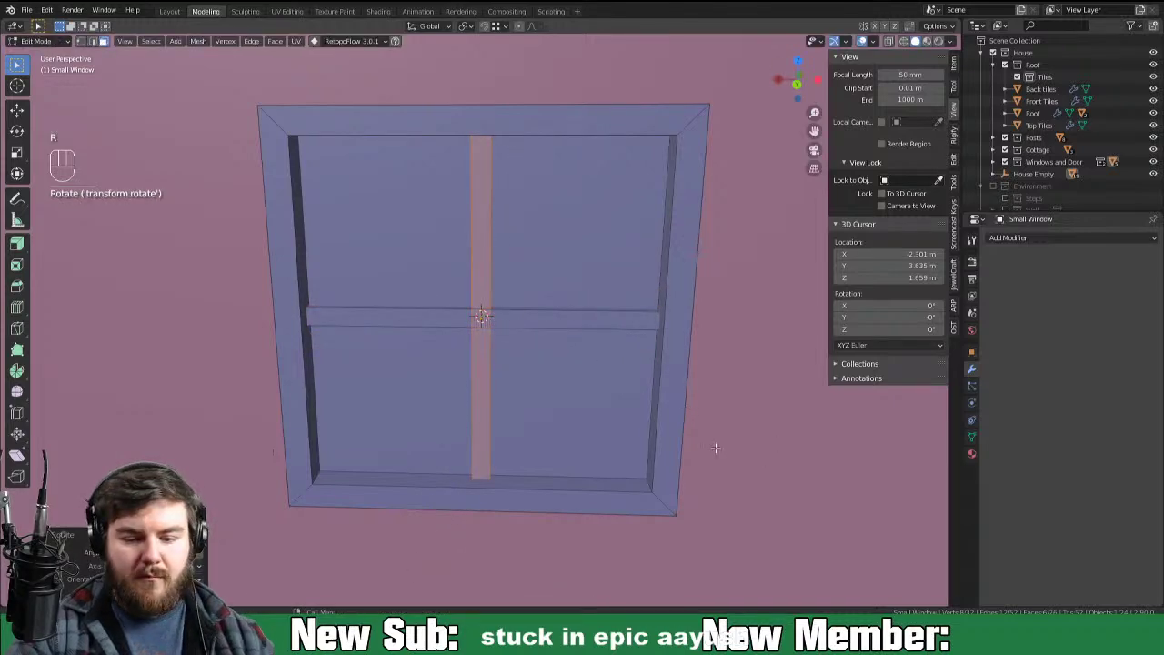
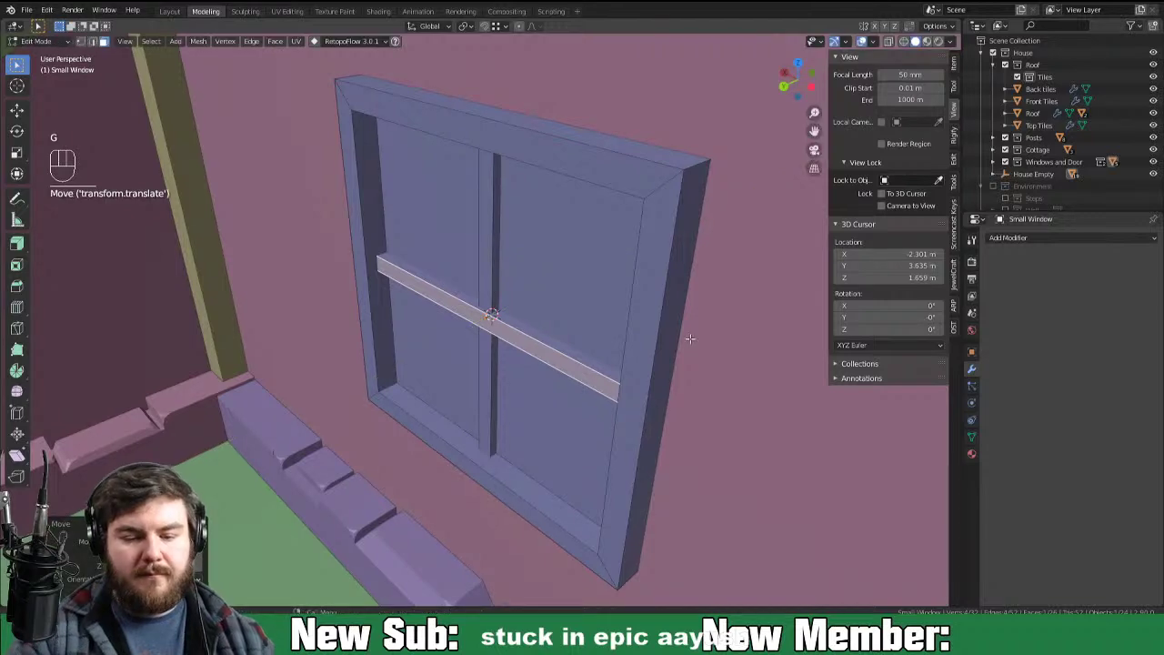
# Step: Leave window editing and orbit to face the cottage front with the door in view
pyautogui.press('Tab')
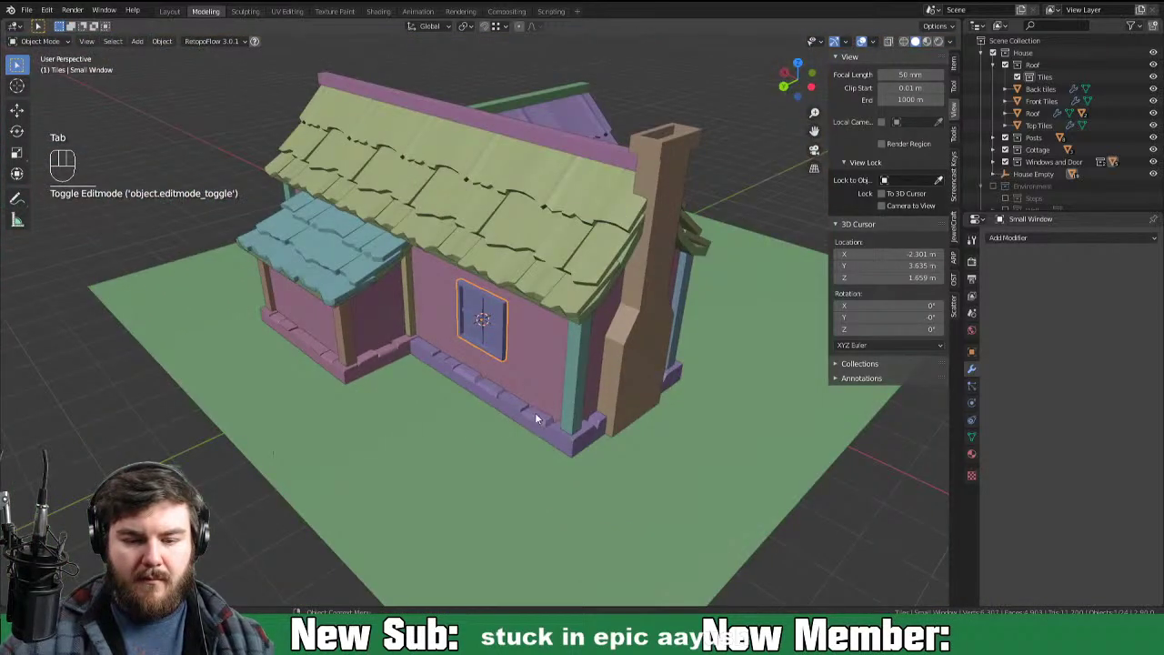
pyautogui.moveTo(689, 424); pyautogui.dragTo(592, 391)
pyautogui.moveTo(642, 413); pyautogui.dragTo(562, 482)
pyautogui.moveTo(620, 486); pyautogui.dragTo(512, 491)
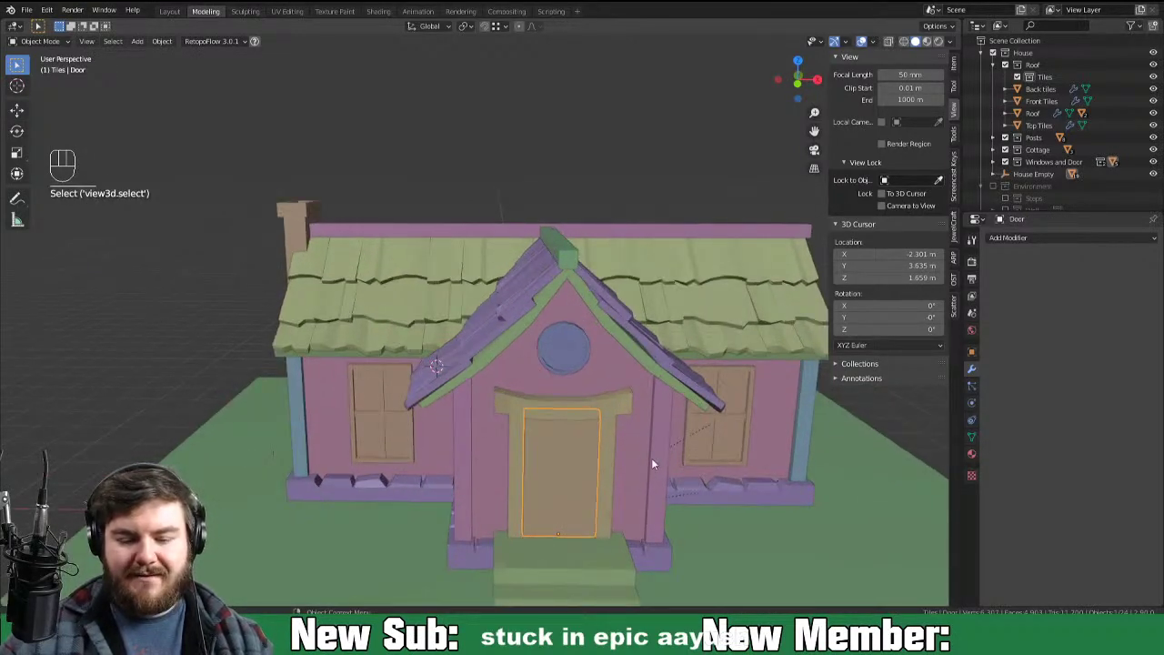
pyautogui.moveTo(619, 455); pyautogui.dragTo(573, 433)
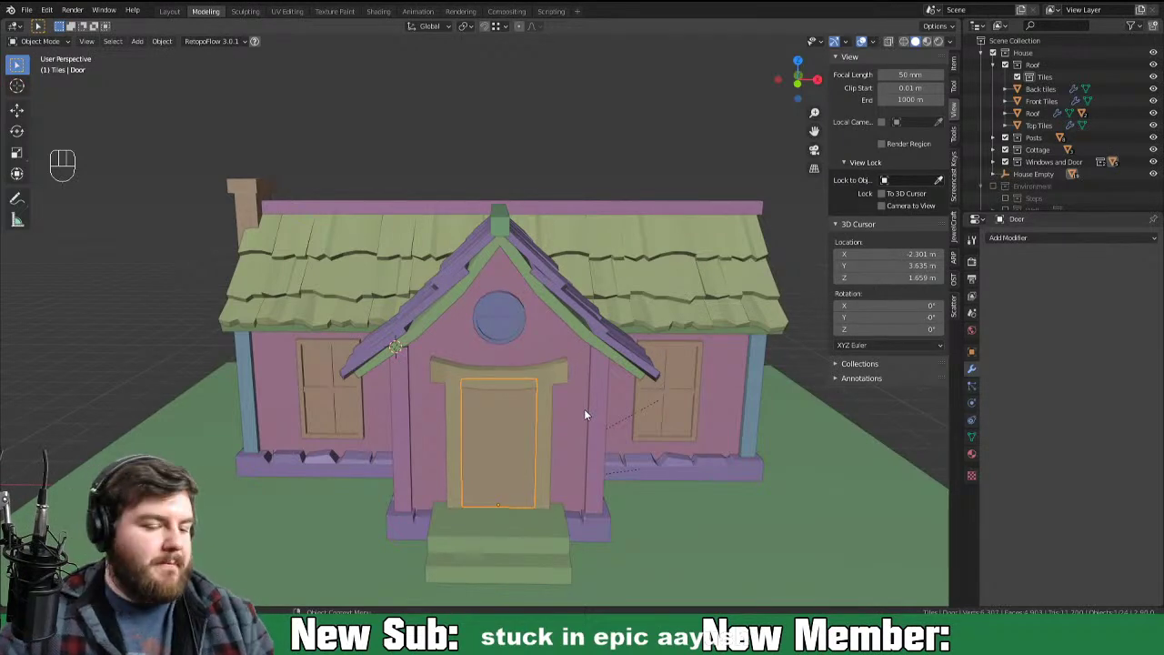
# Step: Squeeze the door into a narrow vertical plank with two loop cuts spread apart along Z
pyautogui.press('KP_Decimal')
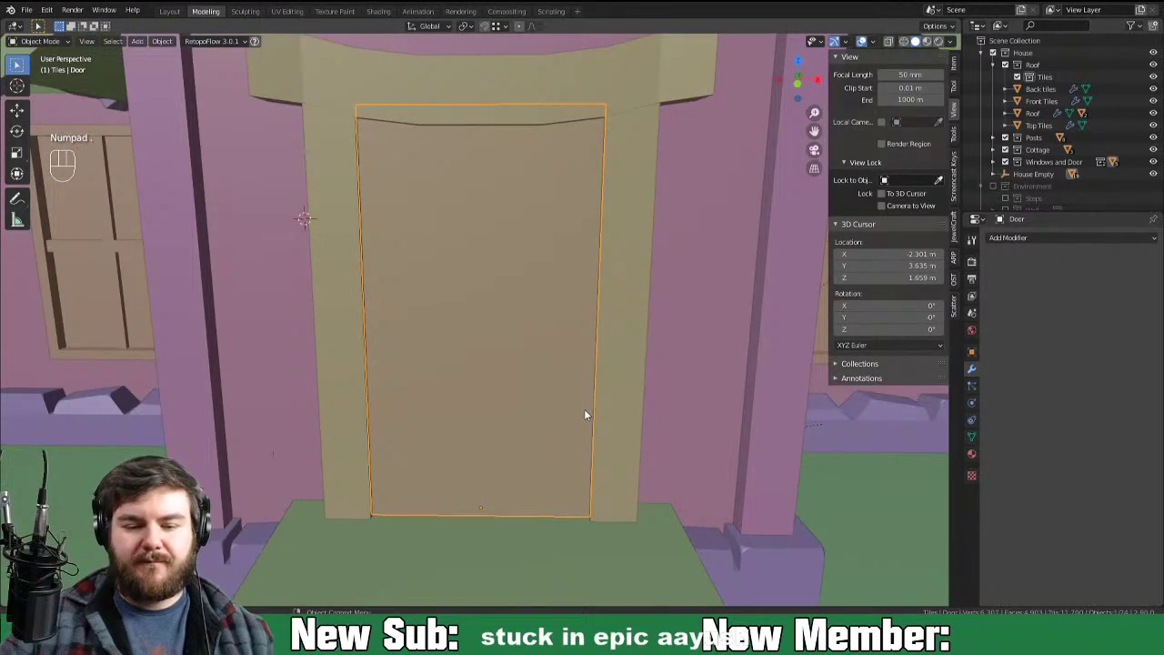
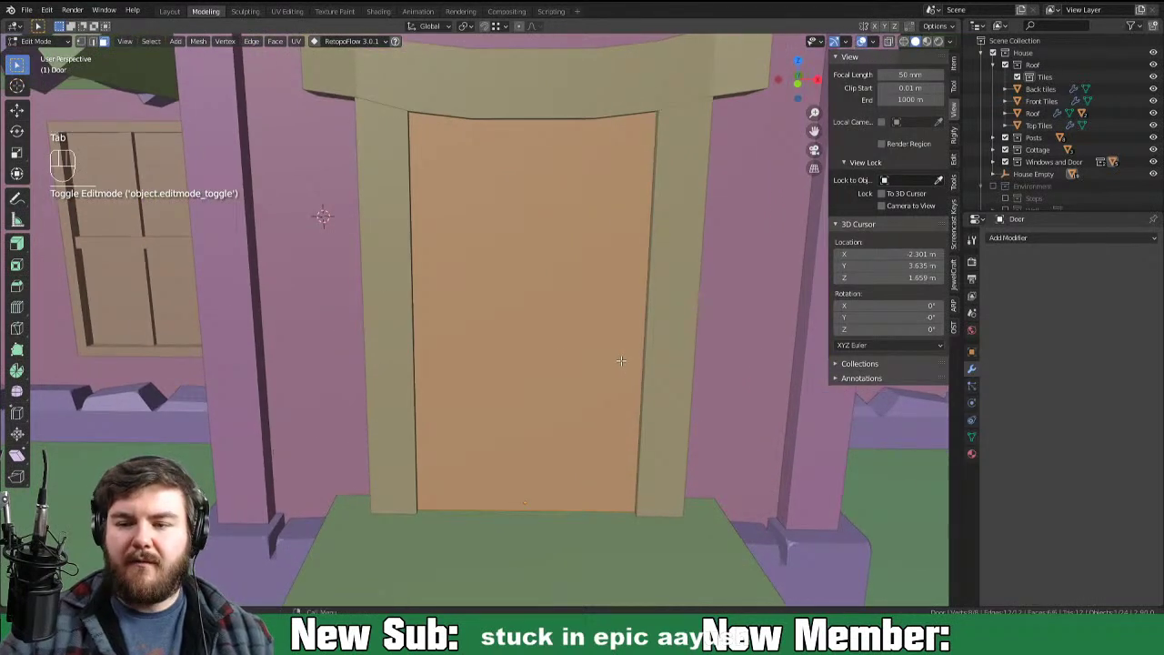
pyautogui.press('s')
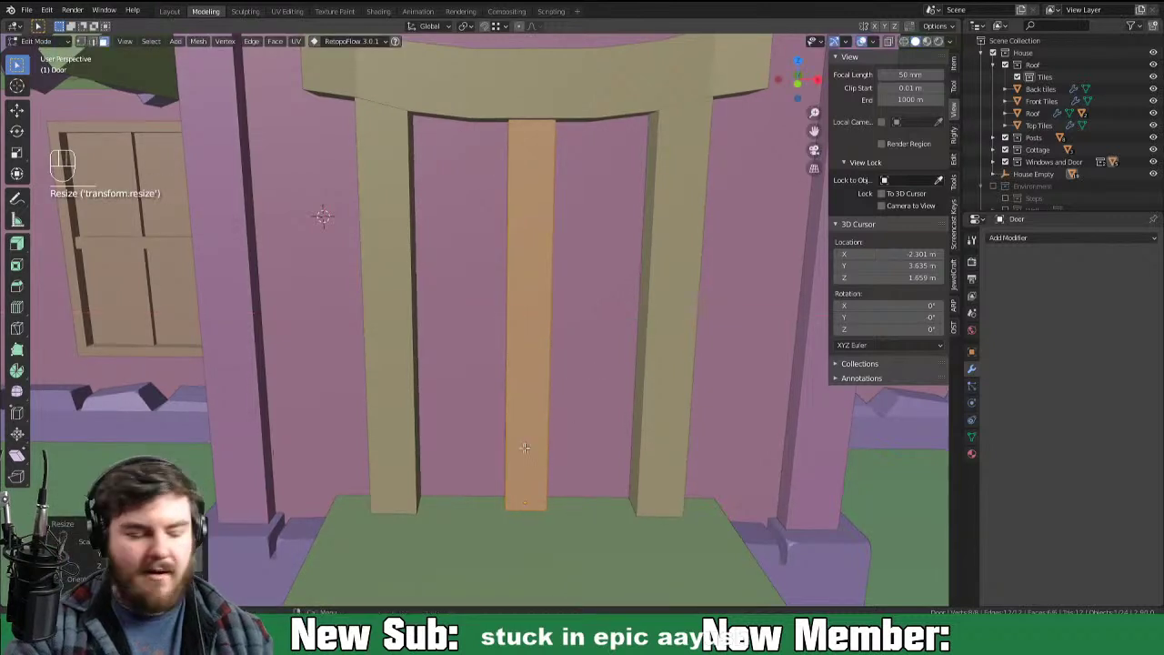
pyautogui.press('ctrl+r')
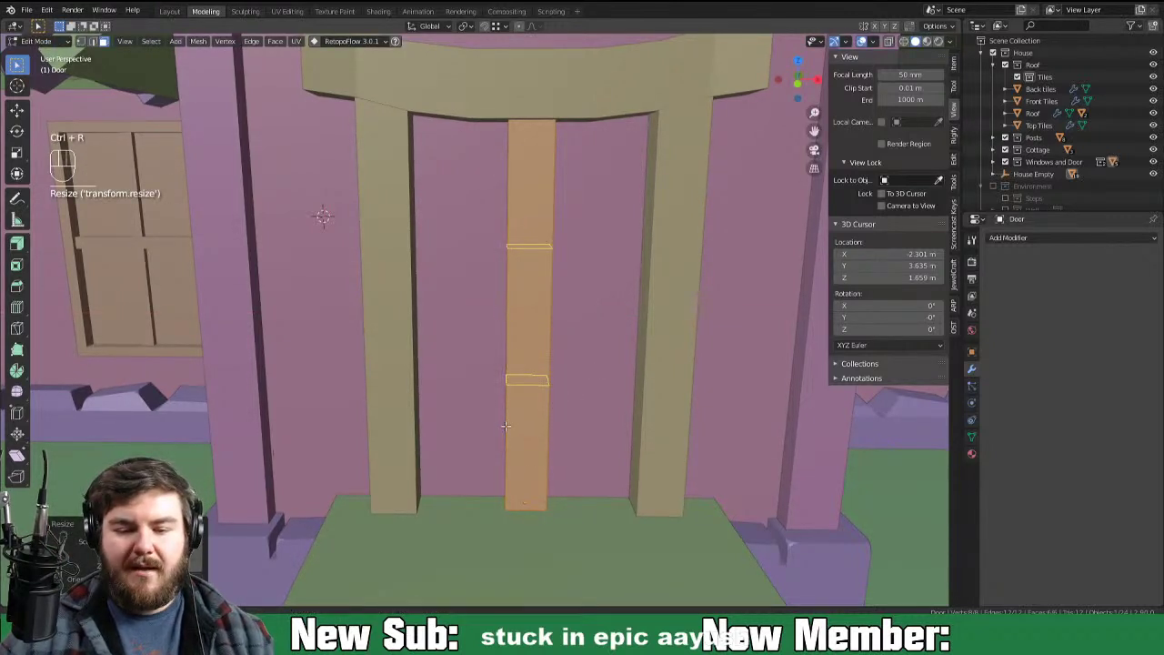
pyautogui.press('s')
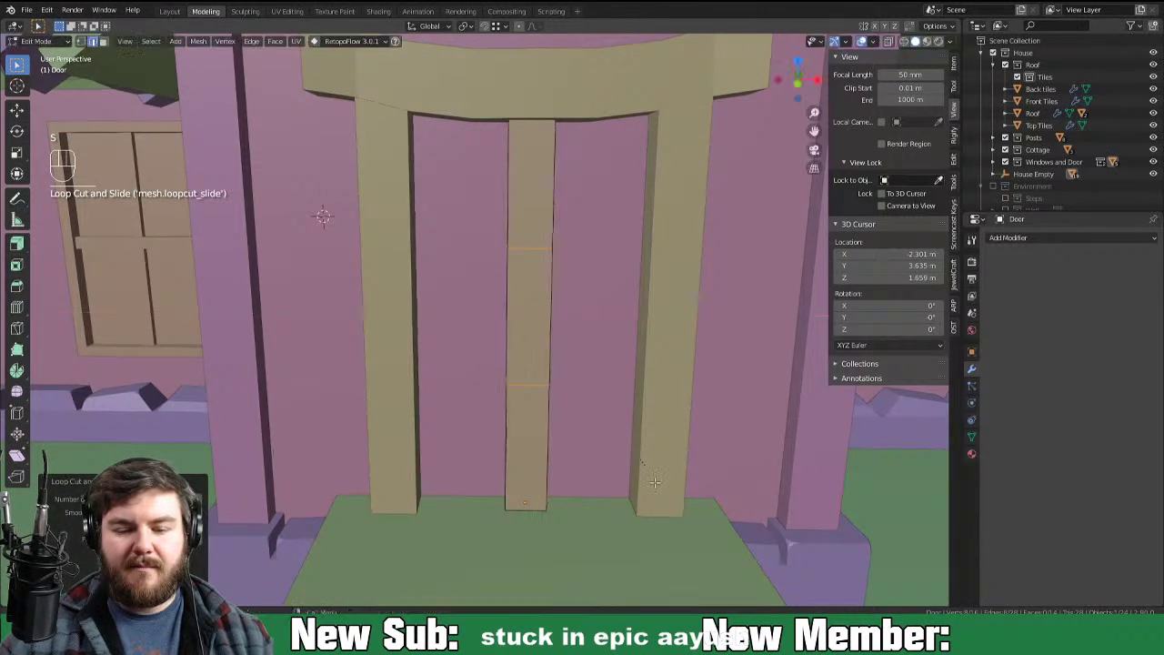
pyautogui.press('z')
pyautogui.press('s')
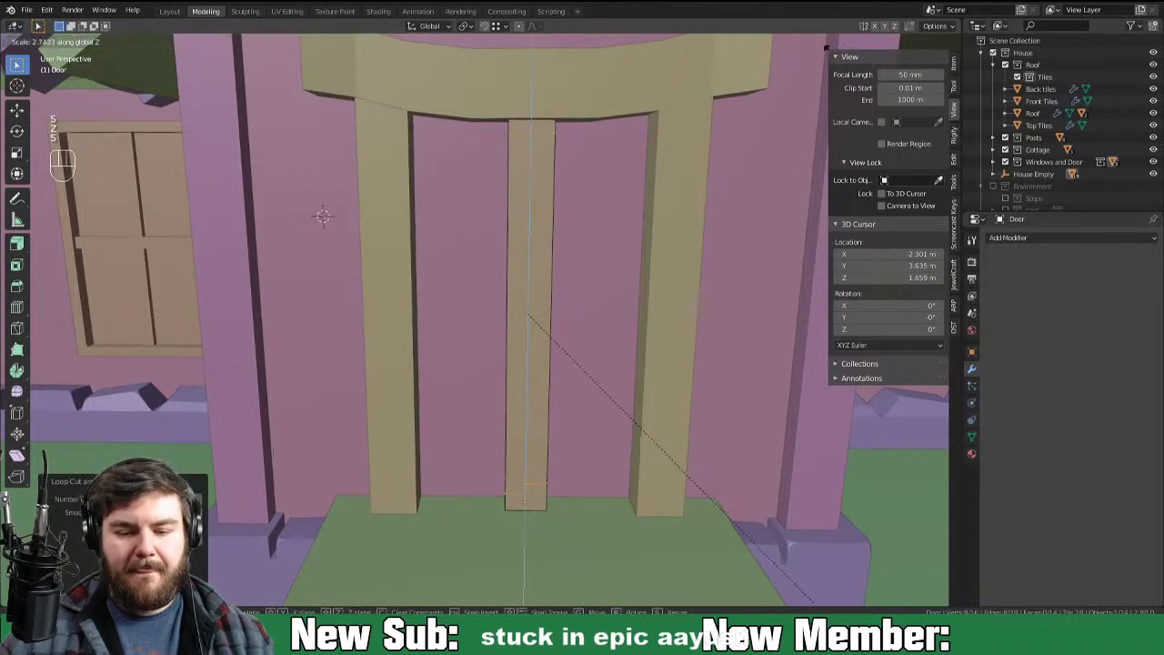
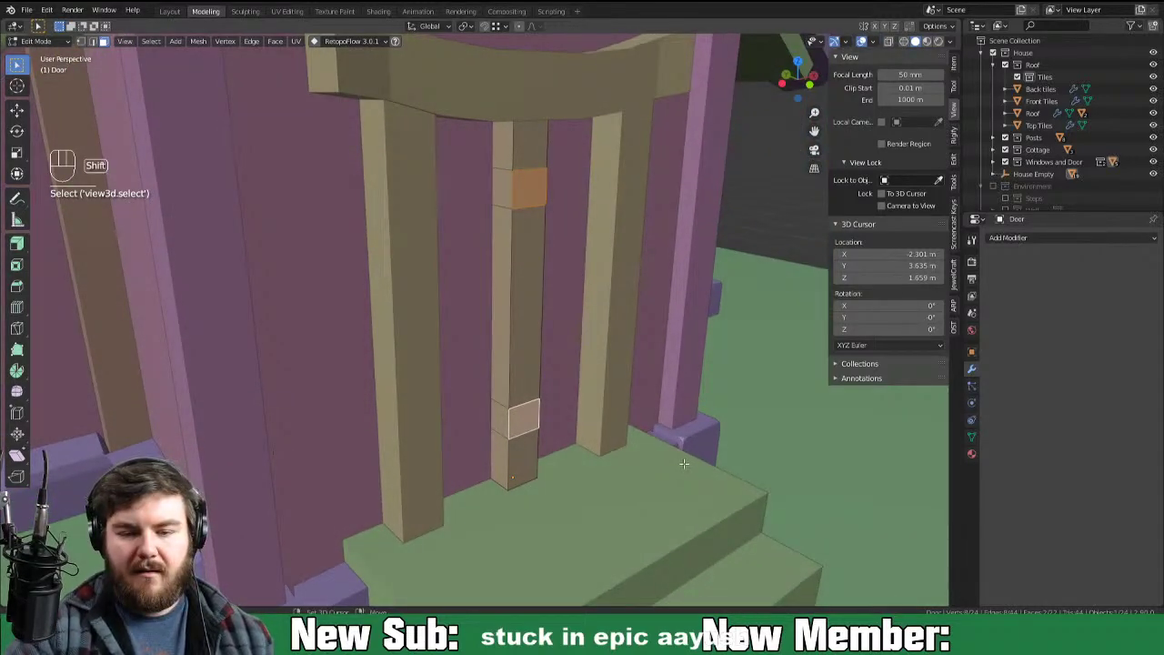
# Step: Extrude the brace faces slightly outward and adjust the plank's 0.02 m bevel settings
pyautogui.press('shift+d')
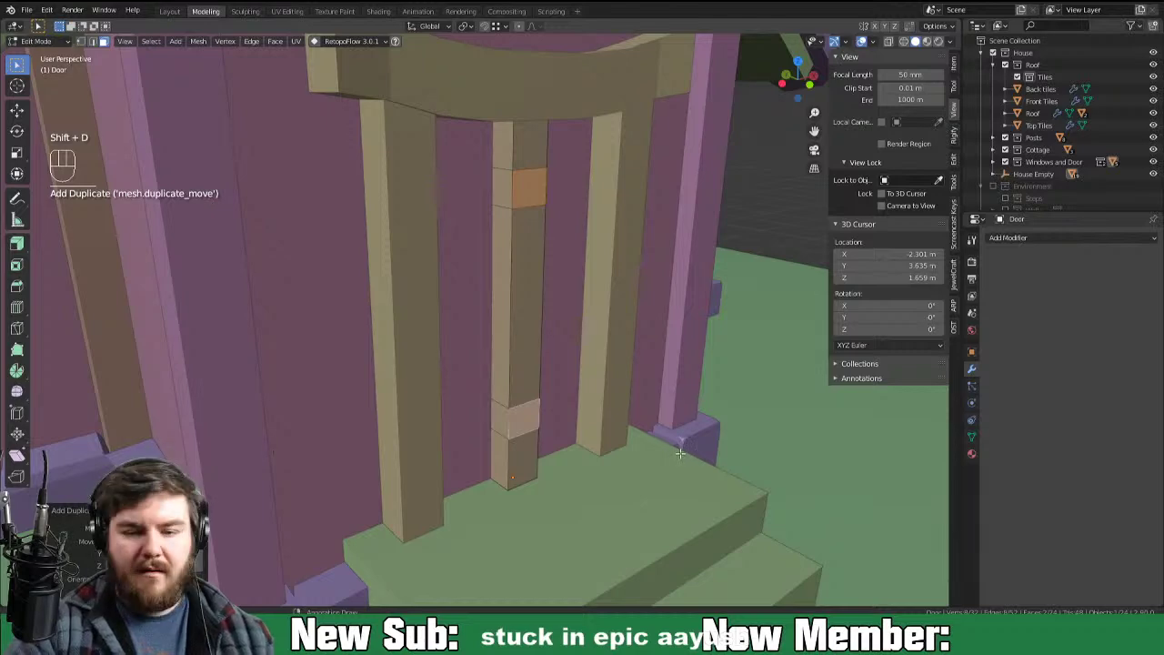
pyautogui.press('e')
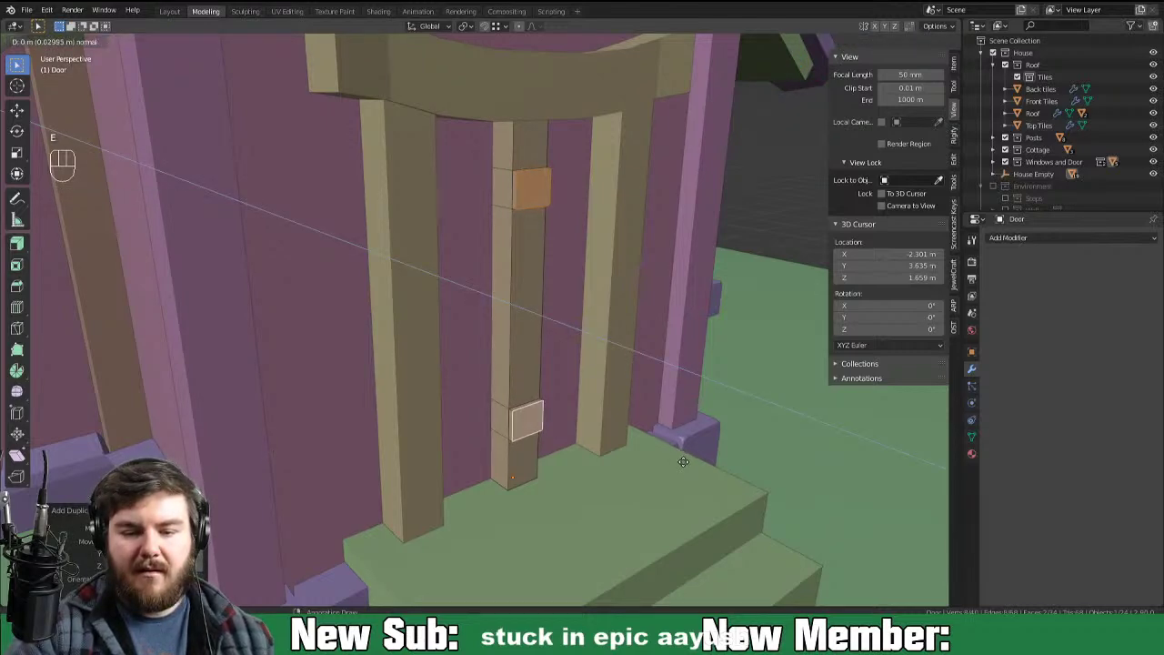
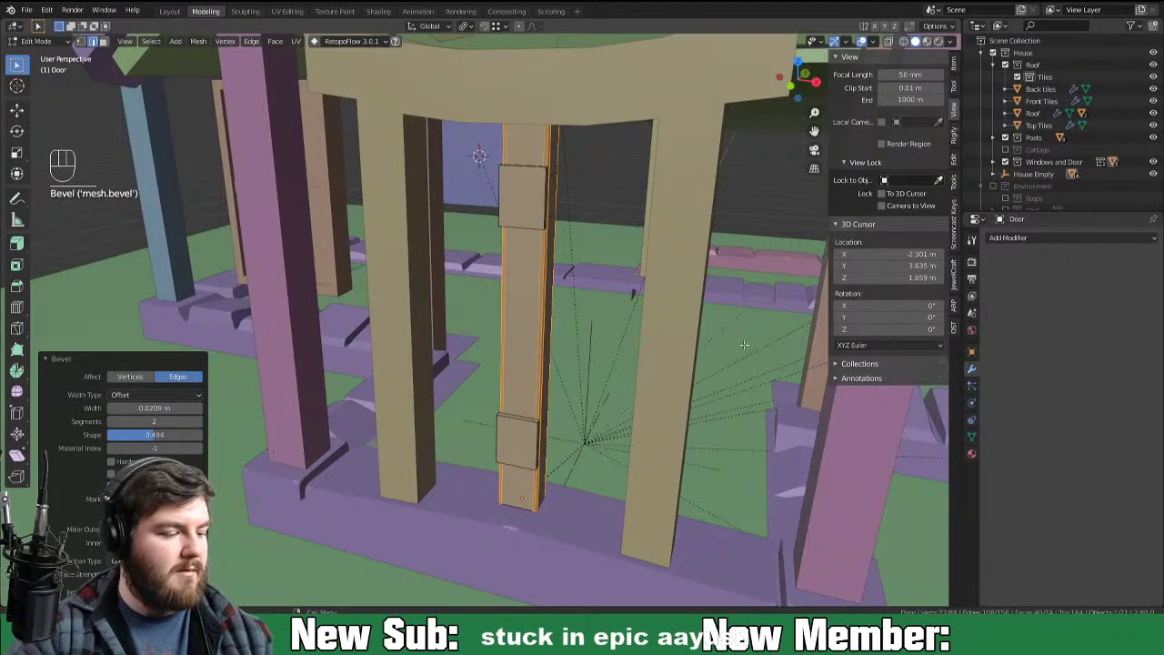
pyautogui.press('F9')
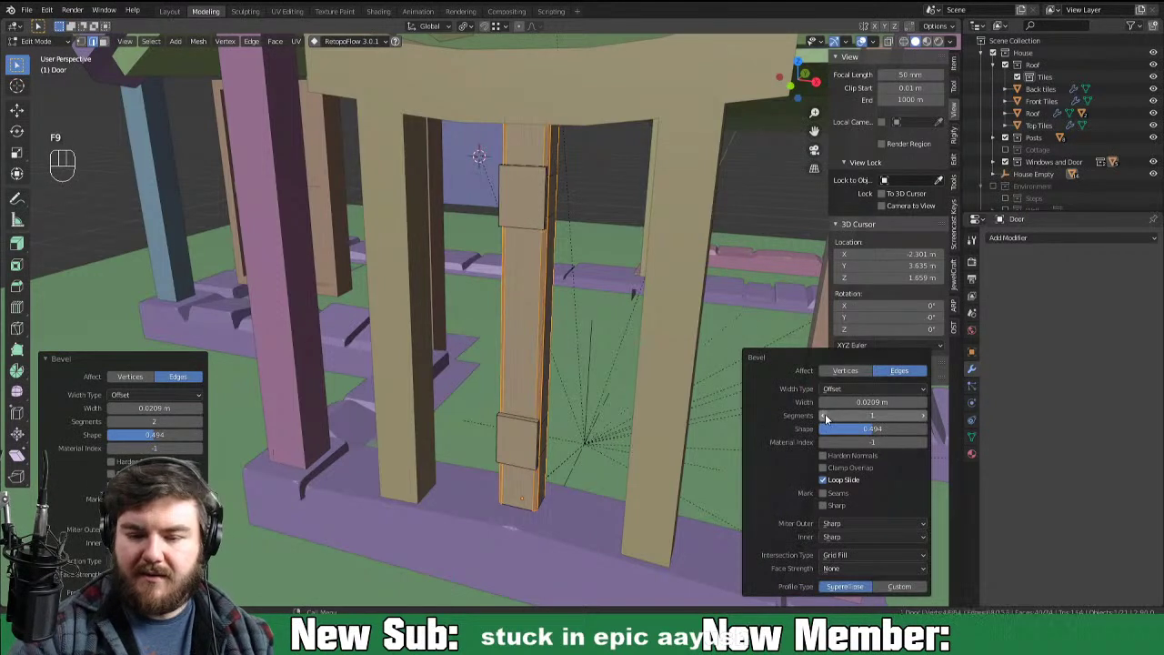
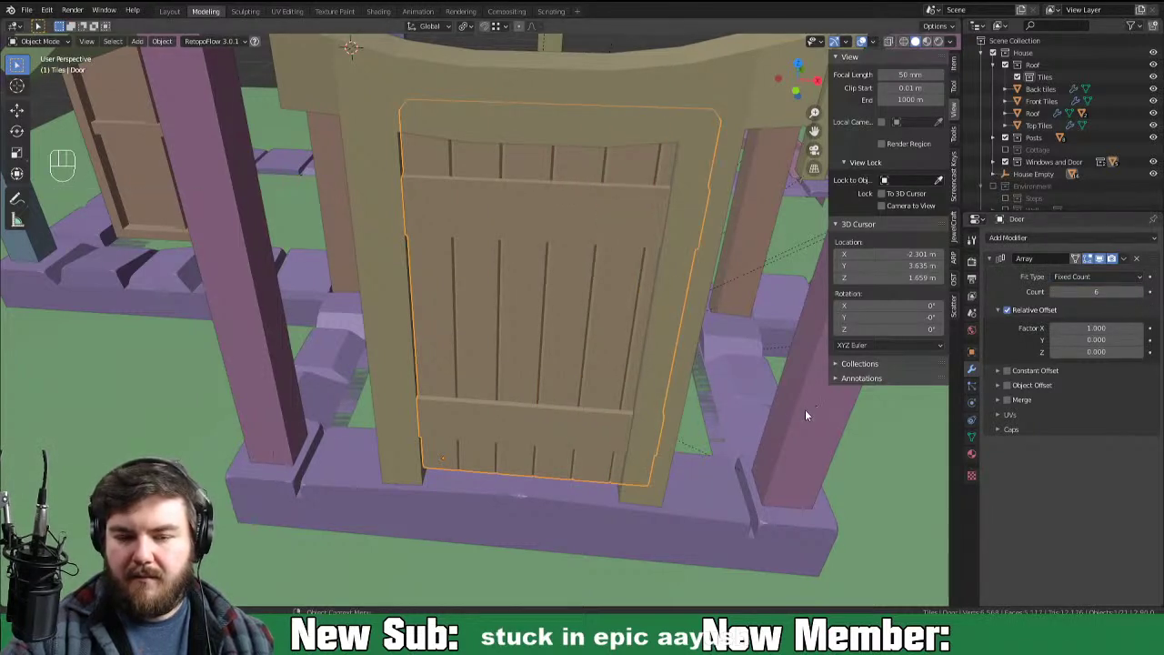
# Step: Narrow the plank to about 0.86 of its width and lower the door roughly 0.35 m onto the porch
pyautogui.press('Tab')
pyautogui.press('a')
pyautogui.press('s')
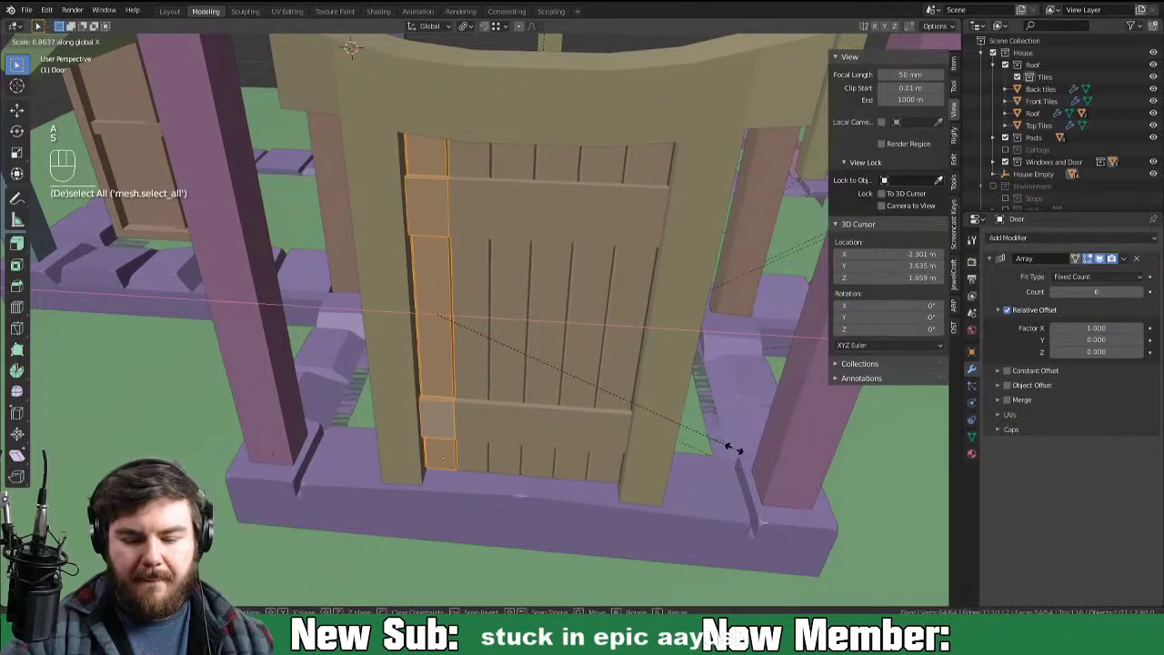
pyautogui.press('Tab')
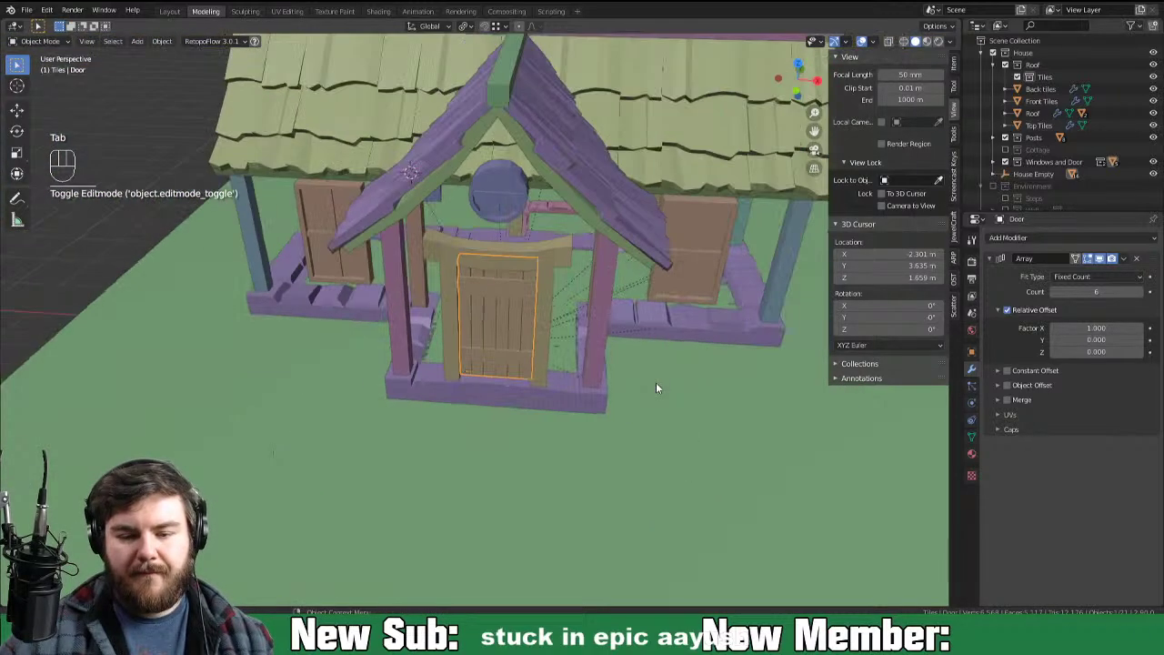
pyautogui.moveTo(622, 415); pyautogui.dragTo(571, 391)
pyautogui.moveTo(524, 404); pyautogui.dragTo(565, 380)
pyautogui.press('g')
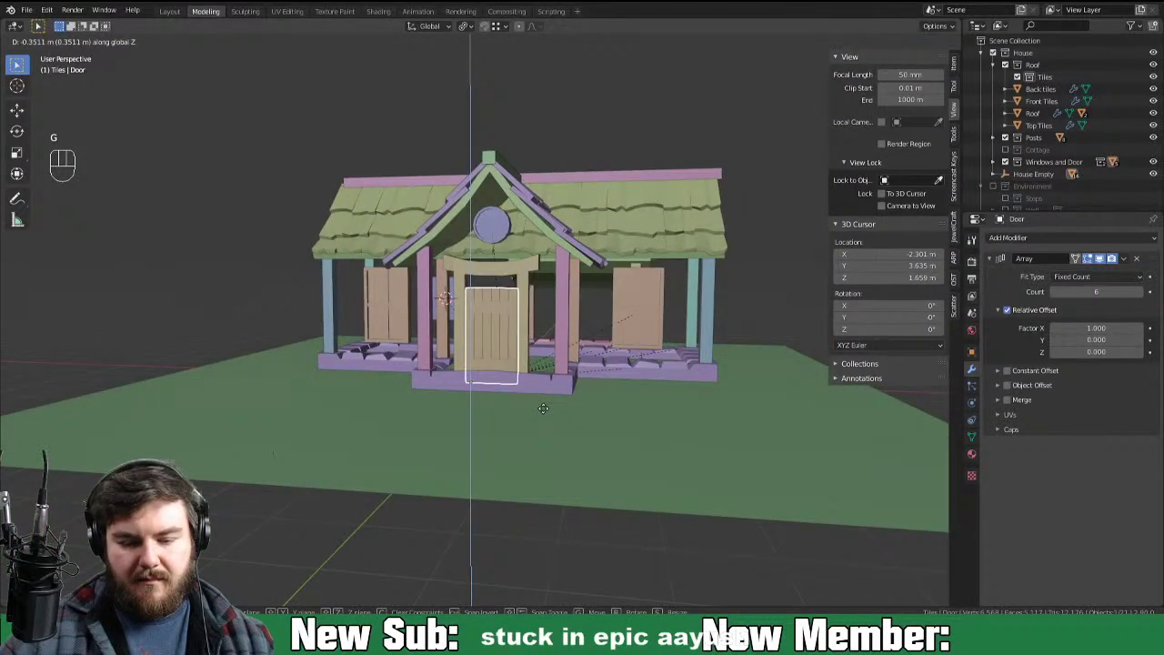
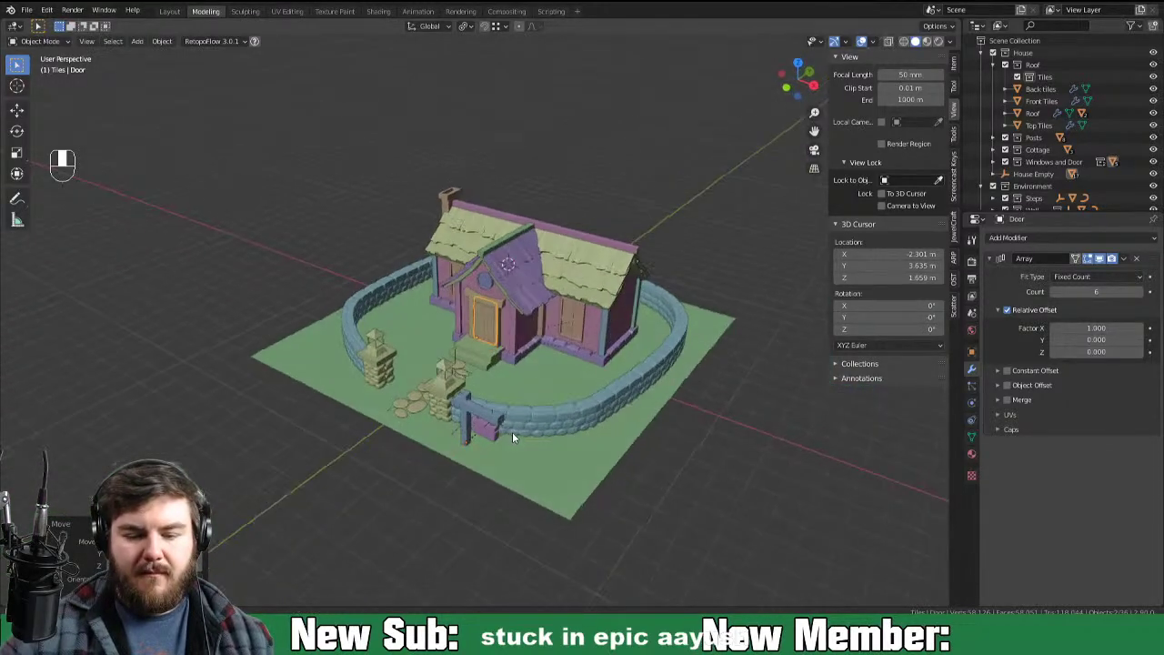
# Step: Save the file and orbit the view around to the cottage's front yard
pyautogui.press('ctrl+s')
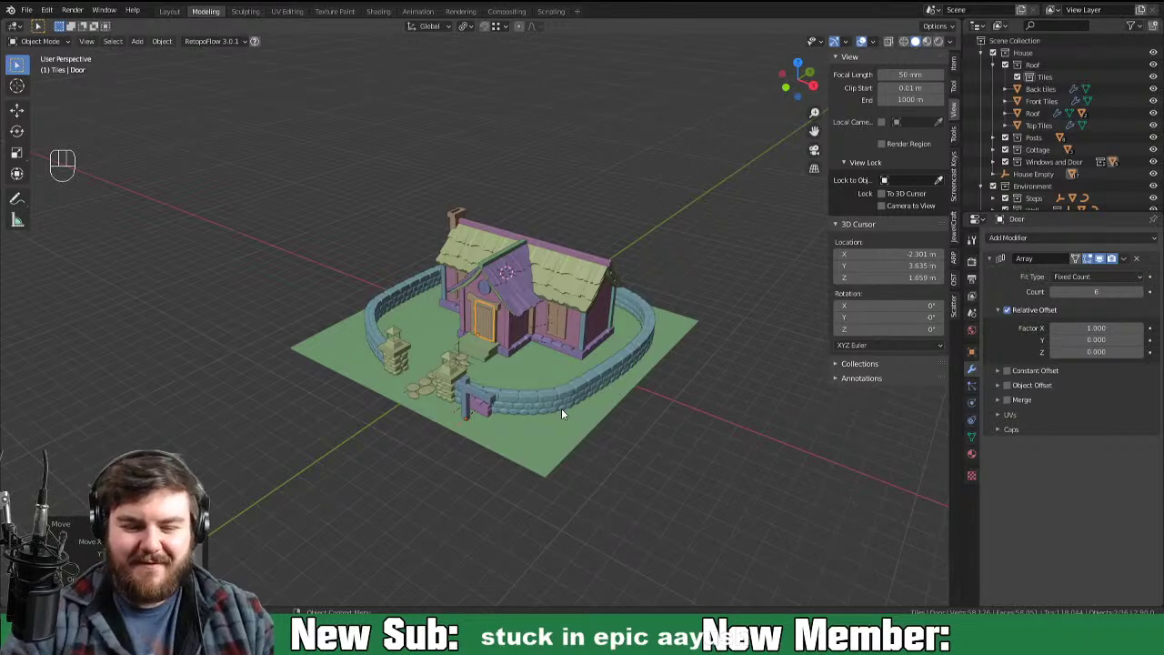
pyautogui.moveTo(676, 480); pyautogui.dragTo(723, 458)
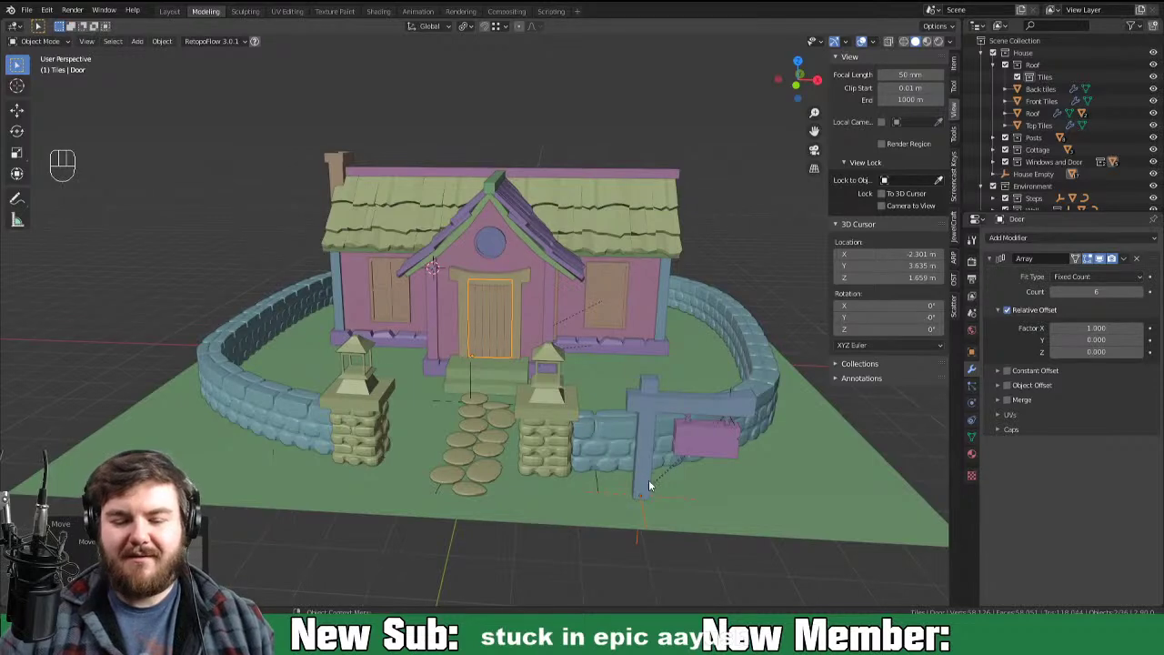
pyautogui.moveTo(662, 477); pyautogui.dragTo(592, 483)
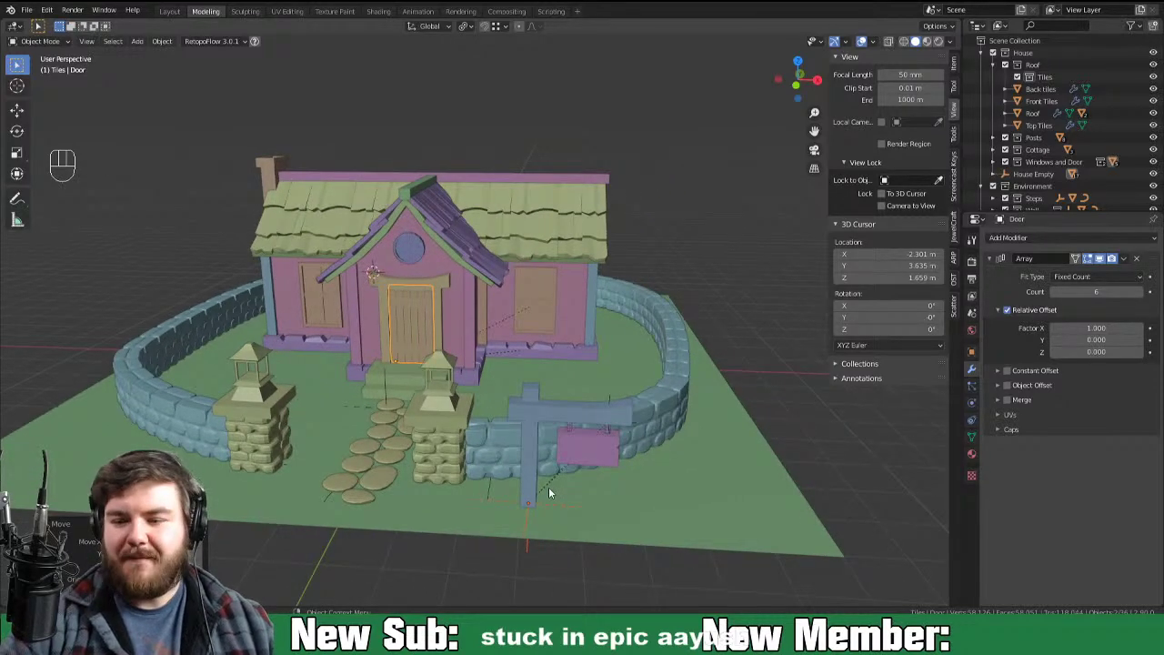
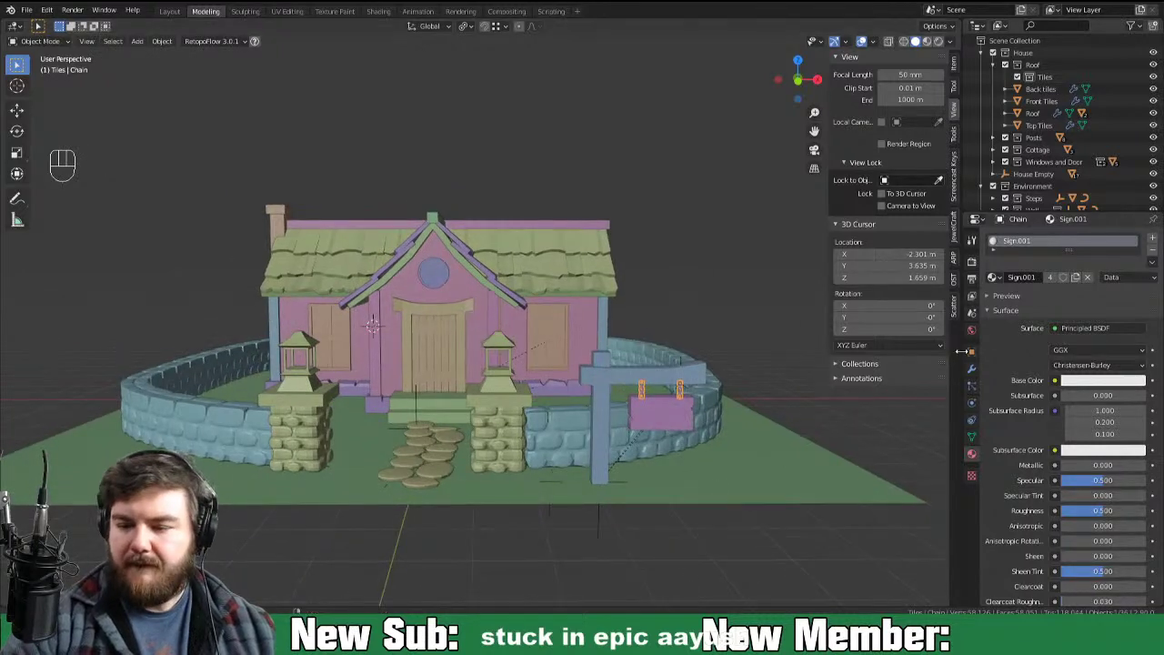
# Step: Select the sign chain and then the stone gate pillars to check their materials
pyautogui.click(1094, 285)
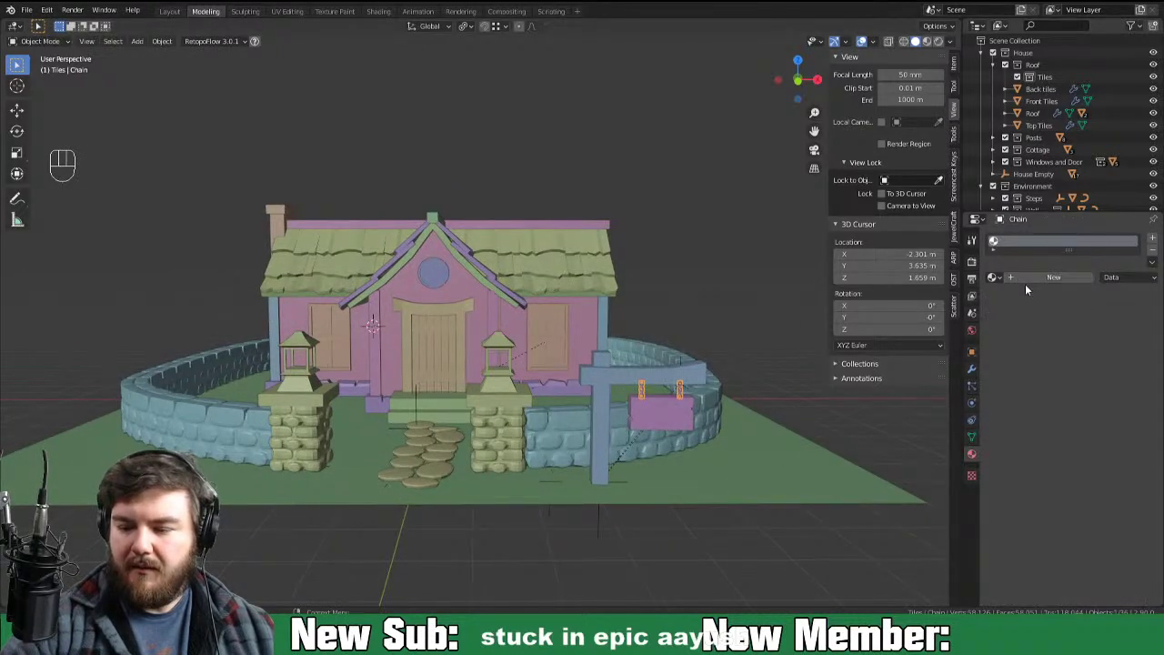
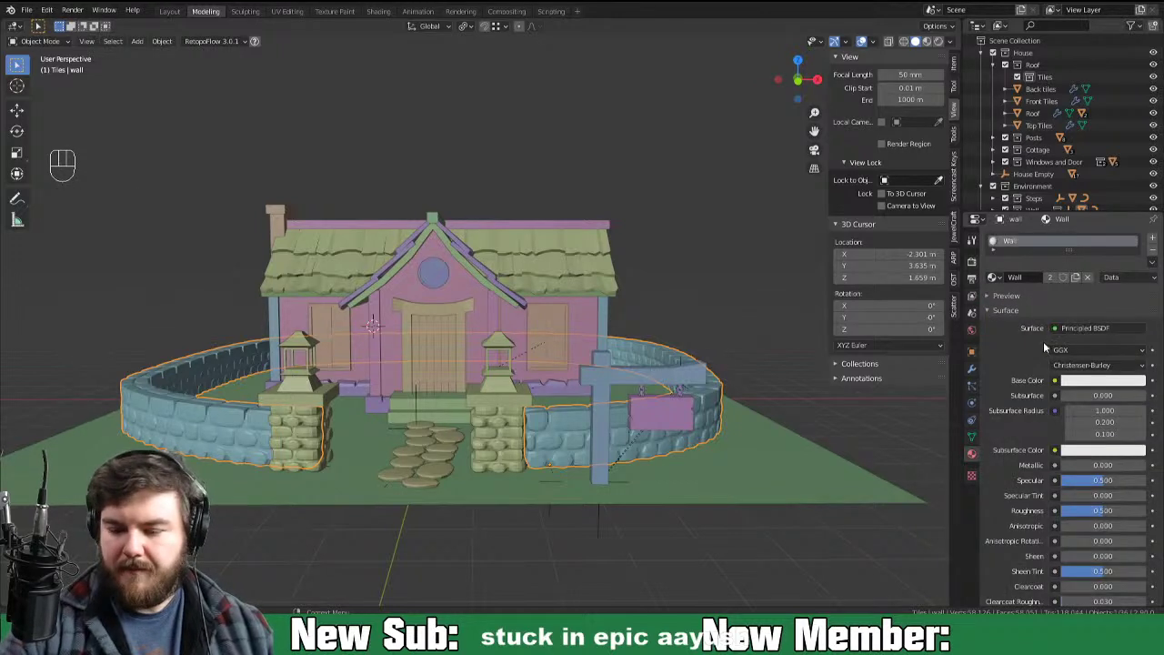
pyautogui.click(514, 452)
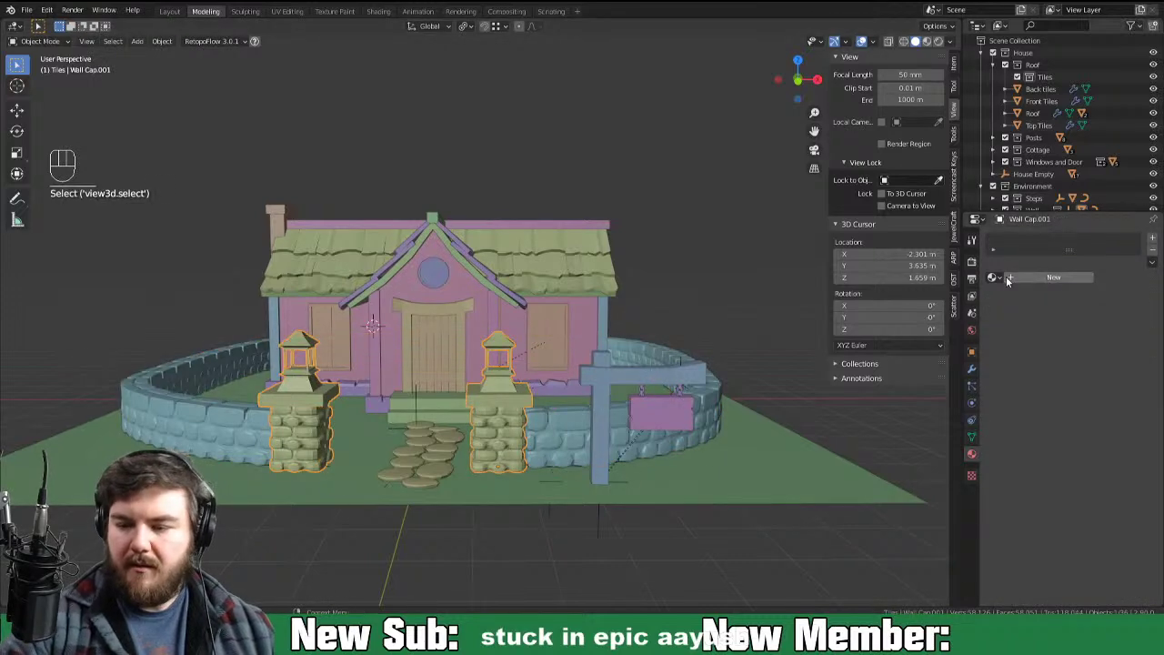
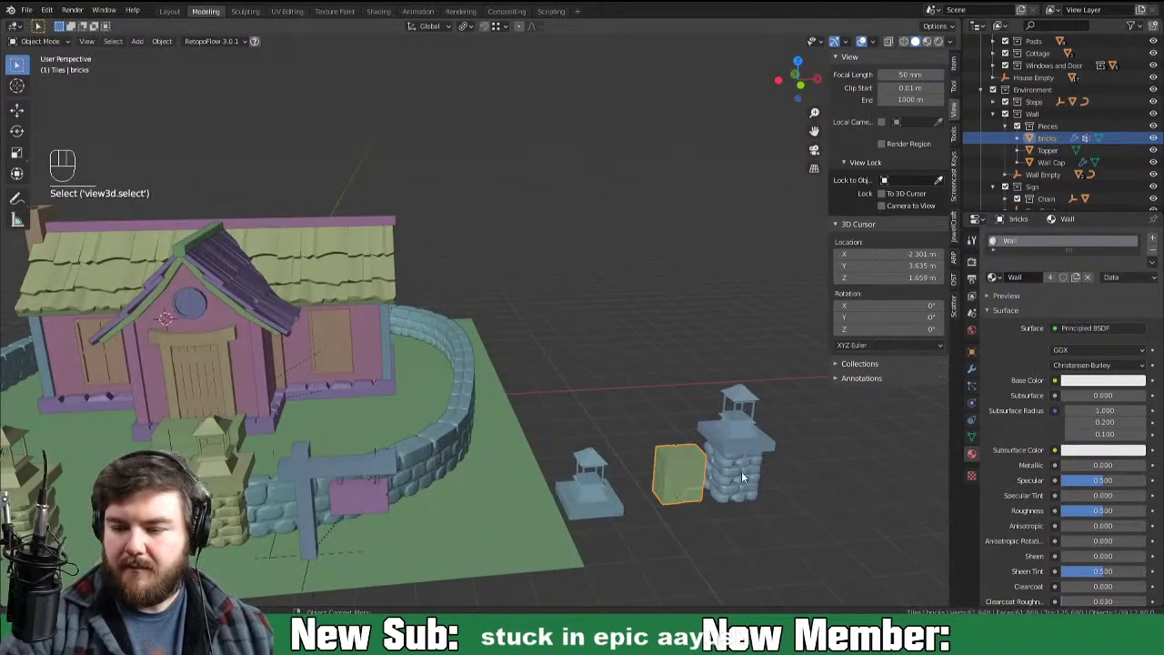
pyautogui.moveTo(699, 529); pyautogui.dragTo(855, 506)
pyautogui.middleClick(739, 541)
pyautogui.moveTo(699, 557); pyautogui.dragTo(796, 544)
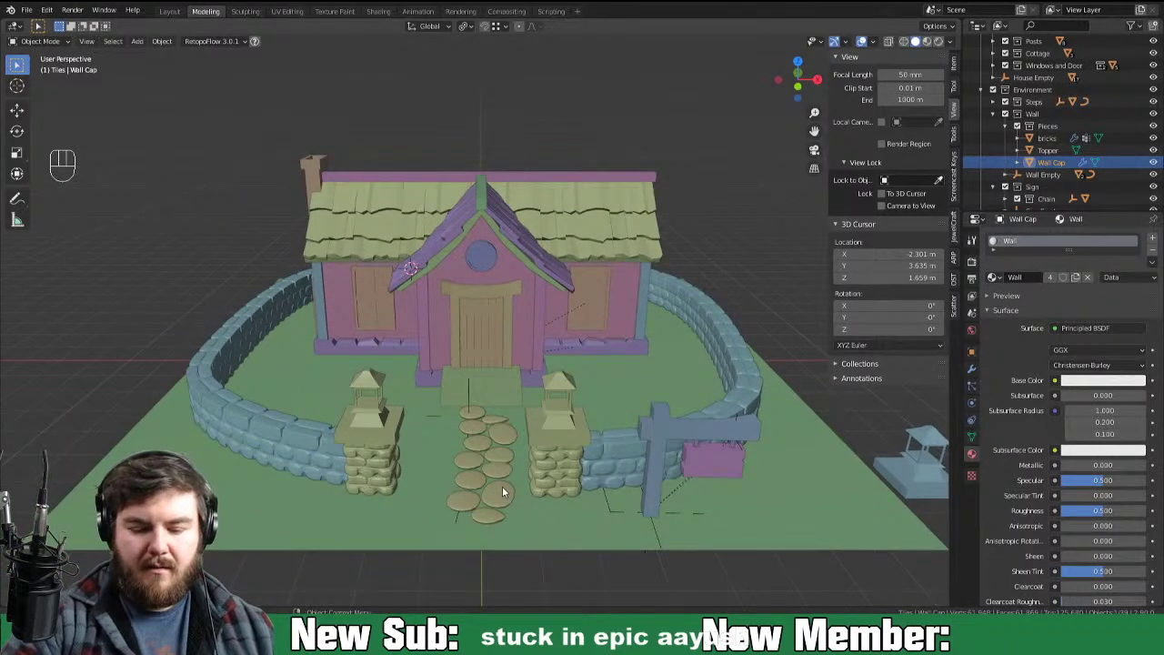
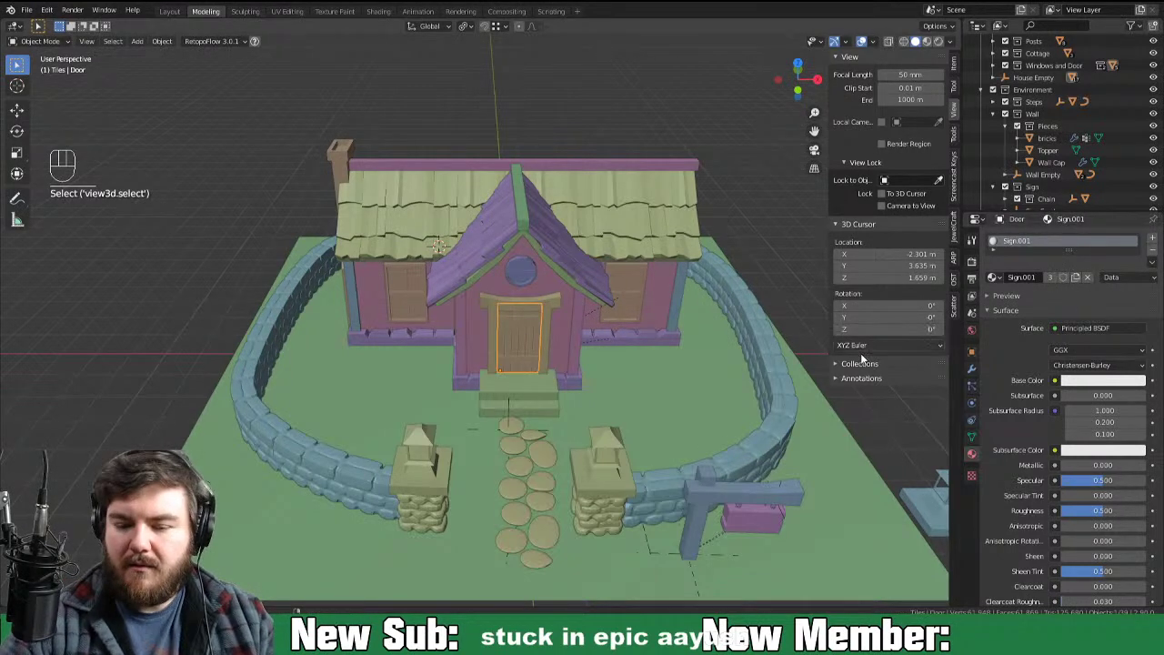
pyautogui.middleClick(714, 445)
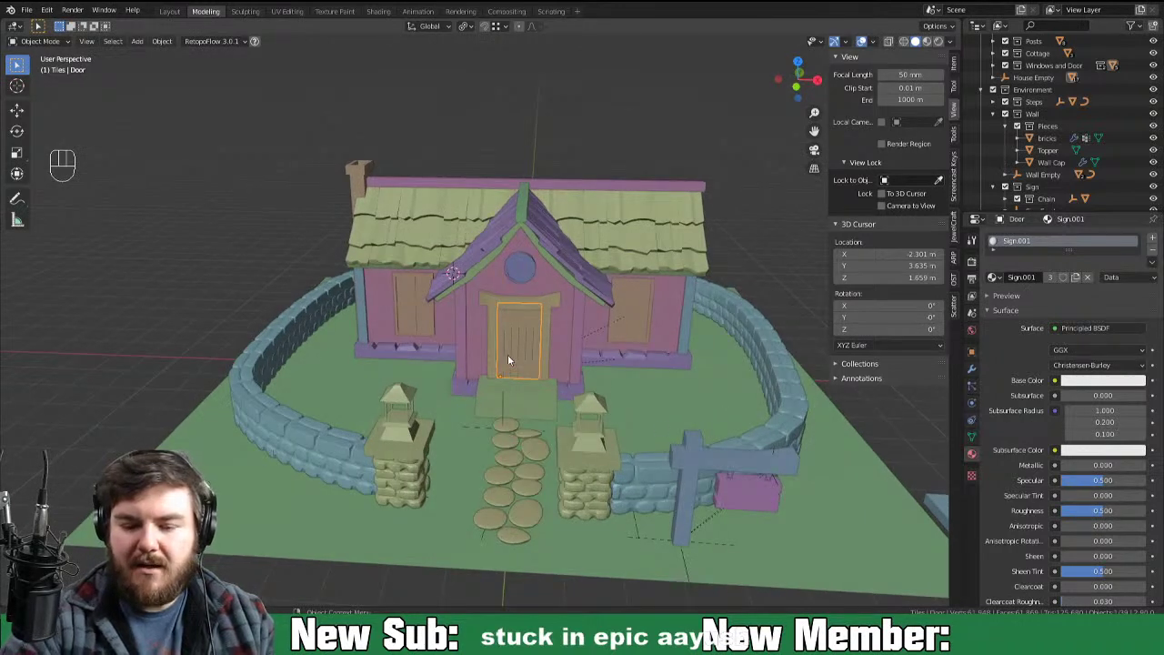
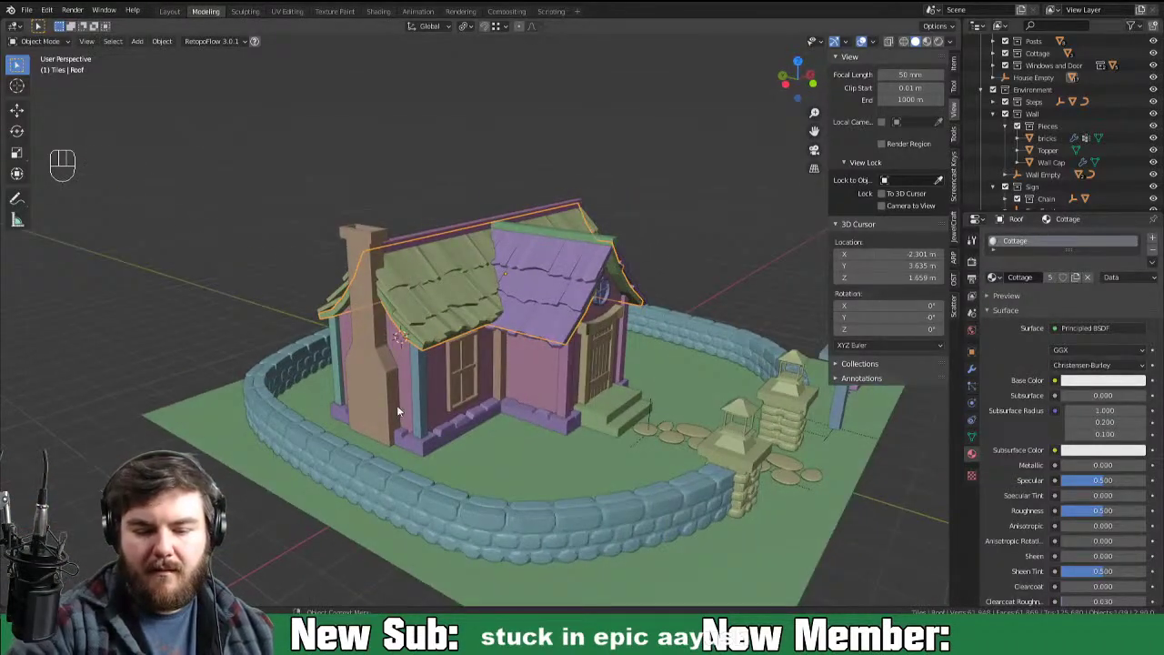
pyautogui.click(393, 383)
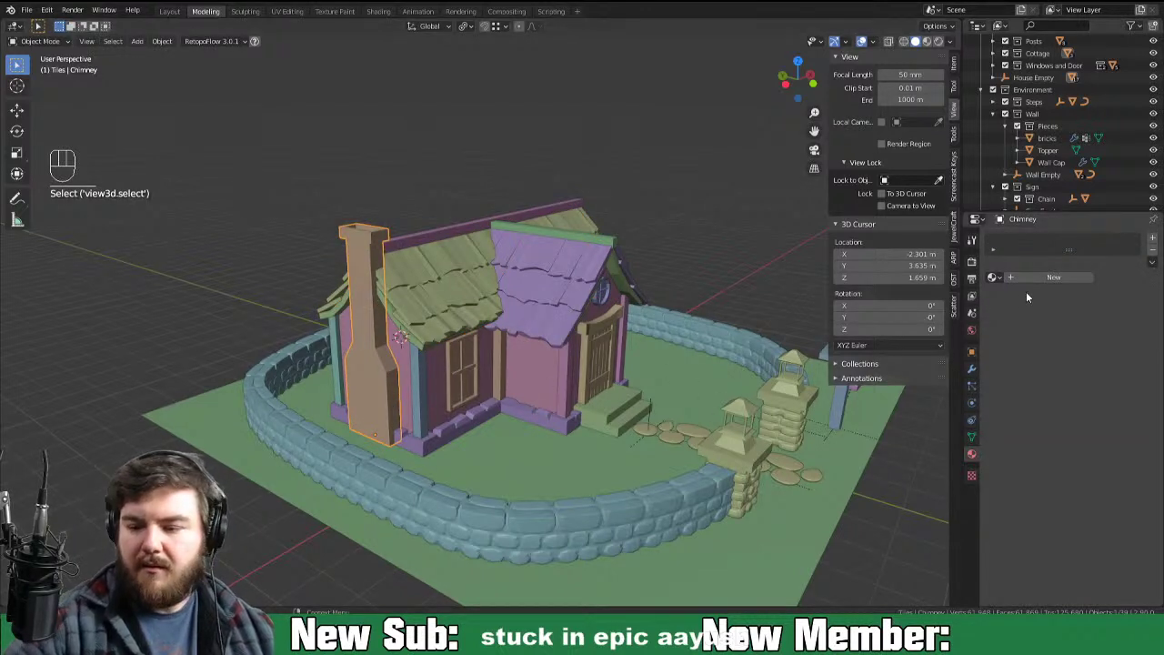
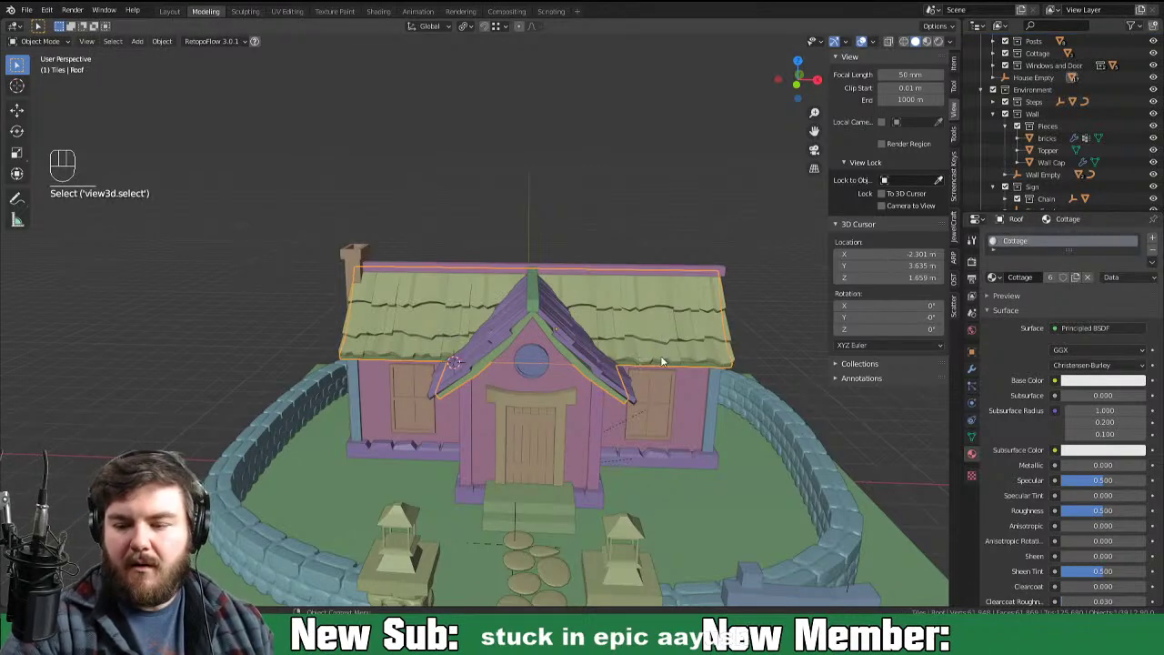
# Step: Hide the spare wall Pieces collection and frame the front steps in the viewport
pyautogui.moveTo(720, 356); pyautogui.dragTo(677, 362)
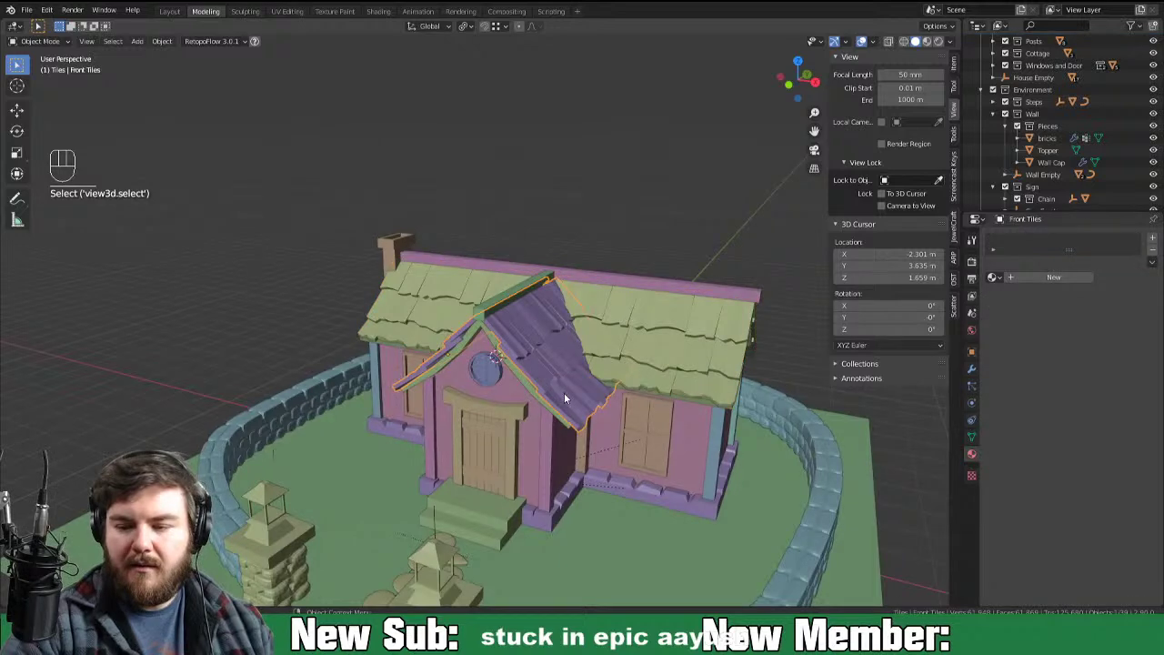
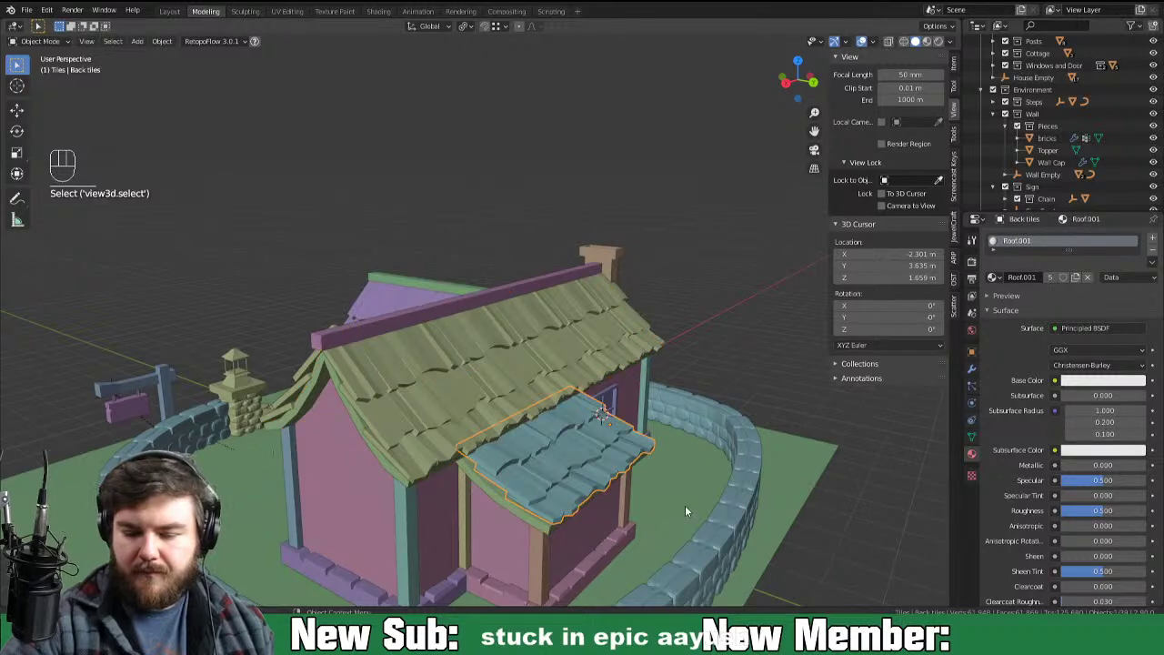
pyautogui.moveTo(727, 492); pyautogui.dragTo(767, 501)
pyautogui.moveTo(677, 517); pyautogui.dragTo(712, 528)
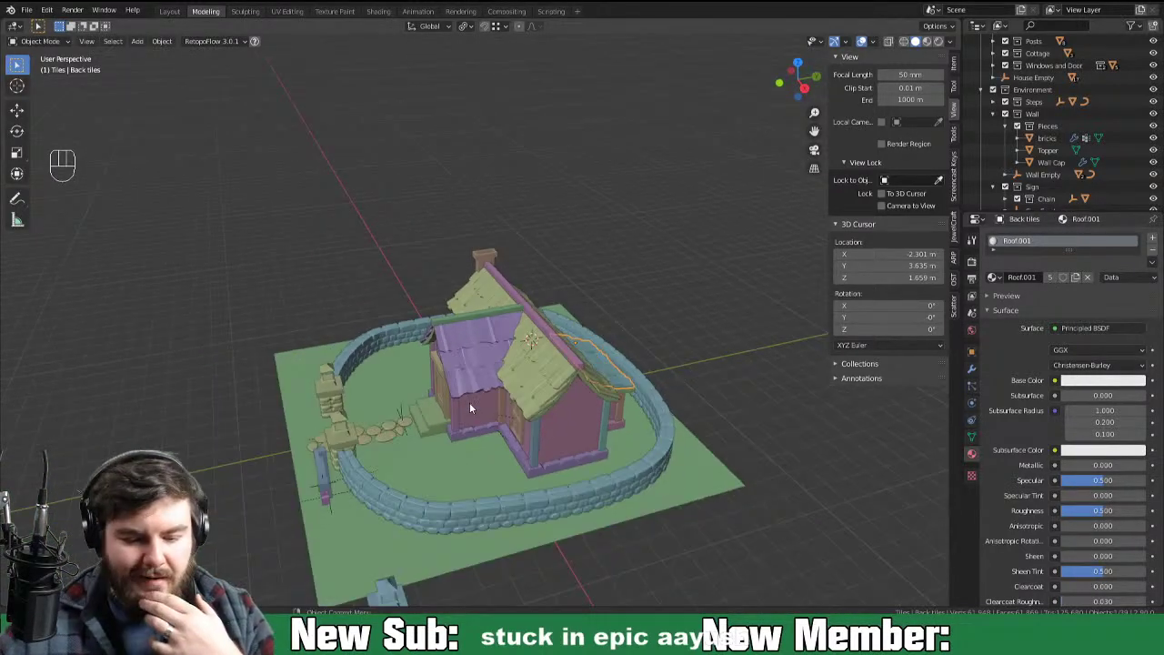
pyautogui.moveTo(392, 473); pyautogui.dragTo(462, 463)
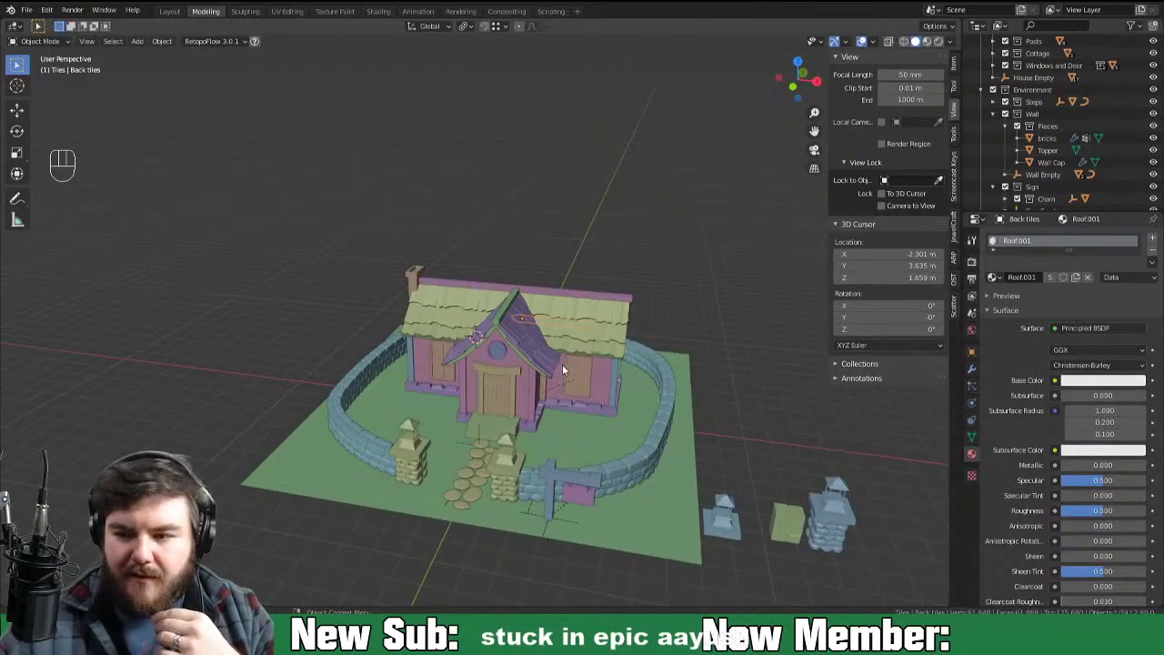
pyautogui.click(1022, 126)
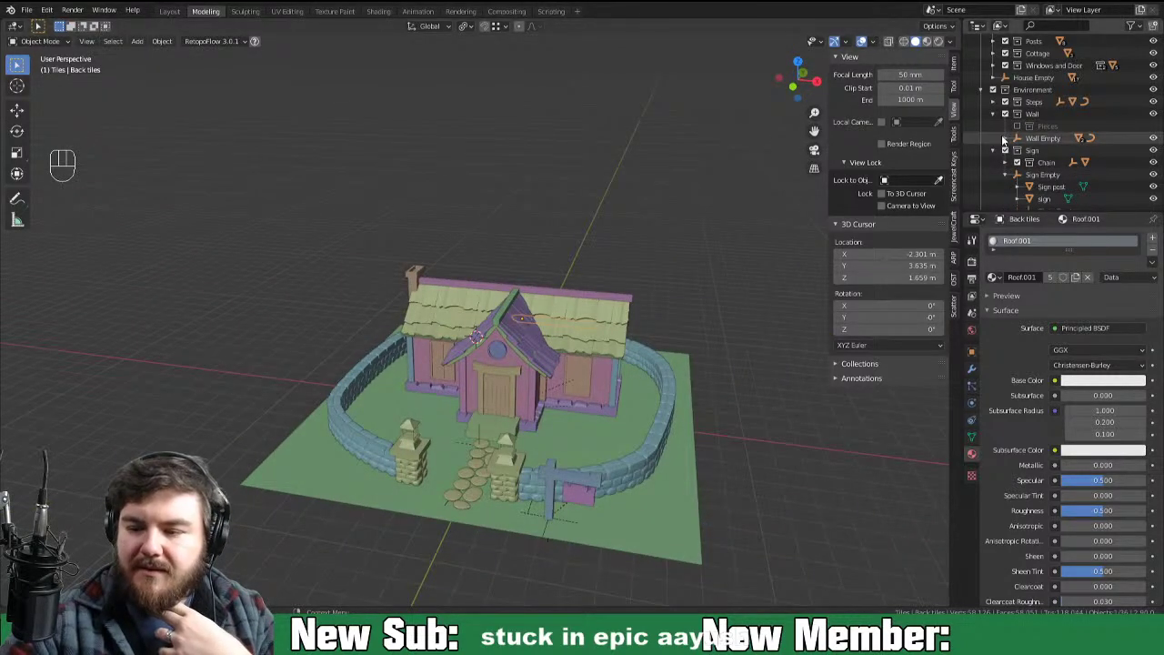
pyautogui.moveTo(735, 526); pyautogui.dragTo(753, 524)
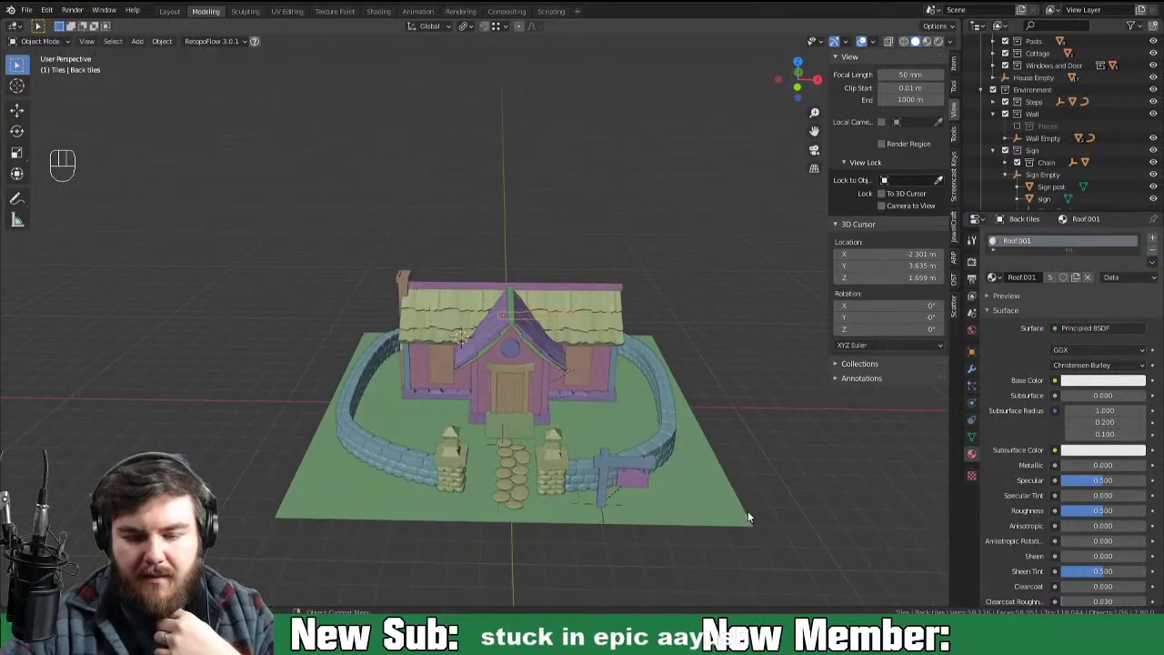
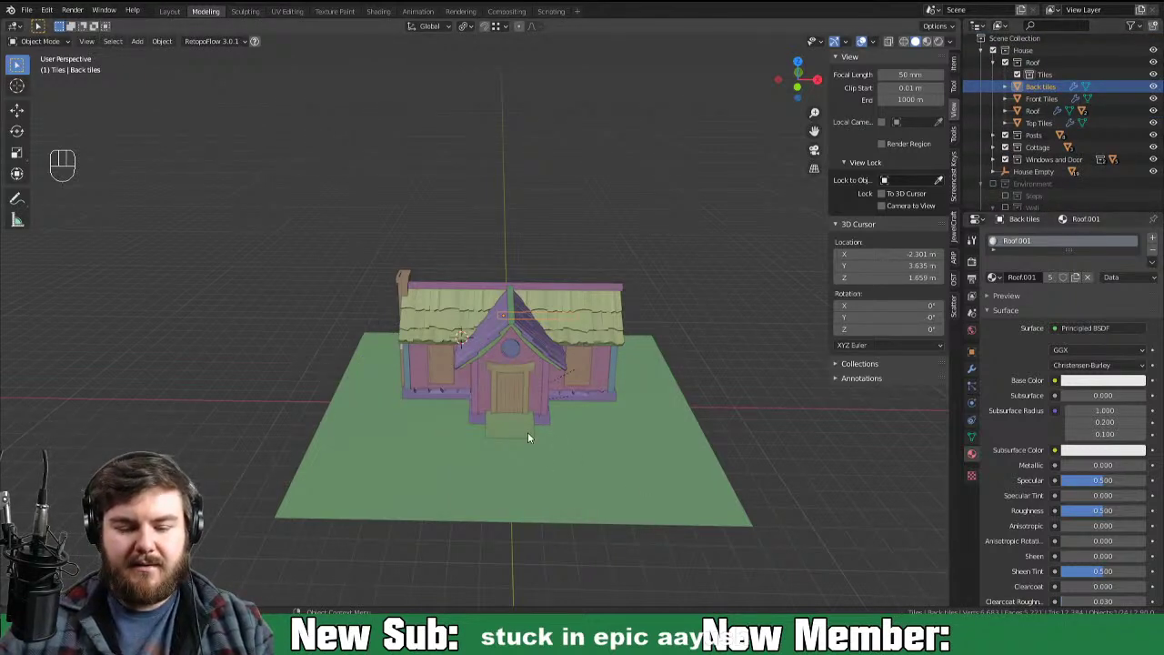
pyautogui.press('KP_Decimal')
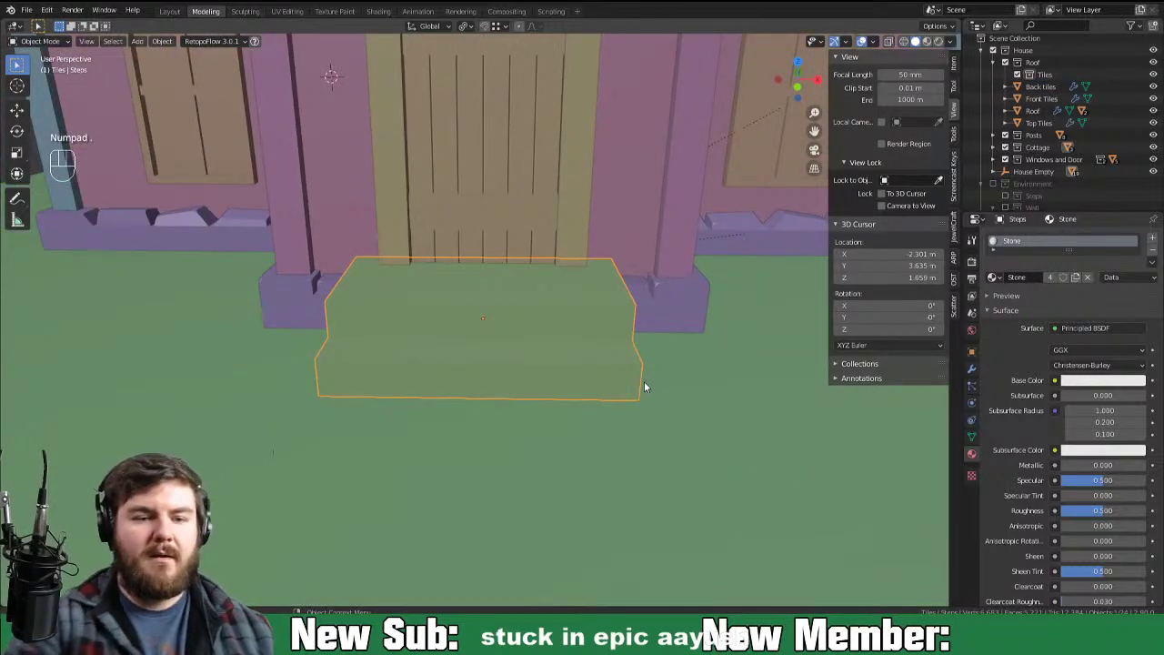
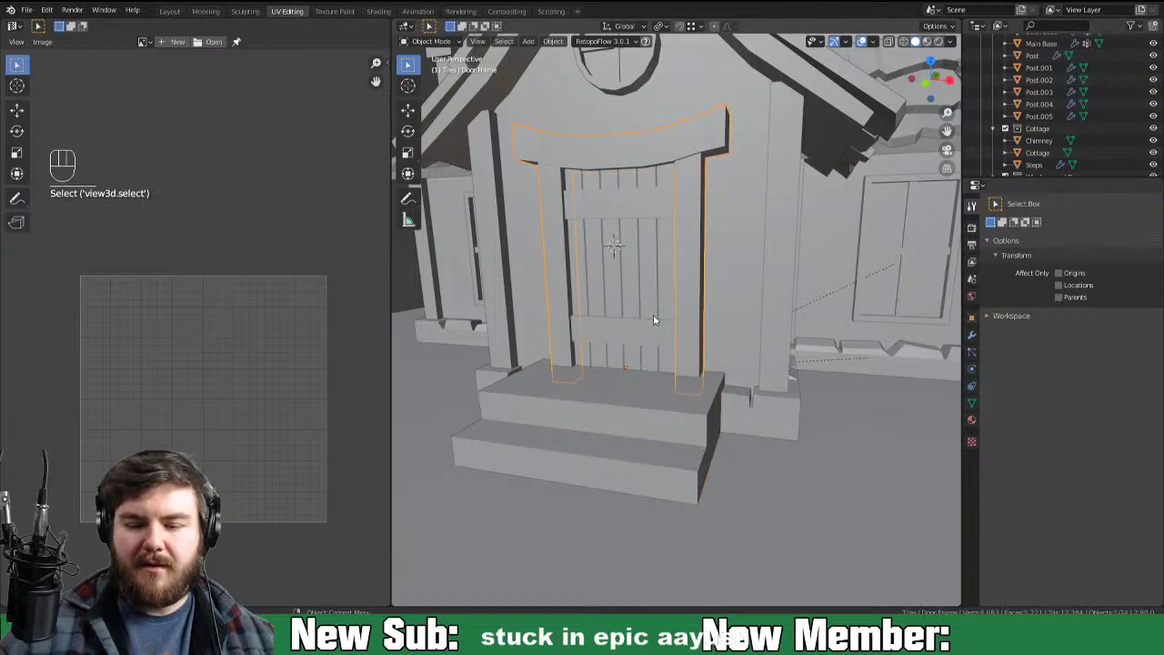
# Step: Select the Steps object in front of the cottage door
pyautogui.click(702, 444)
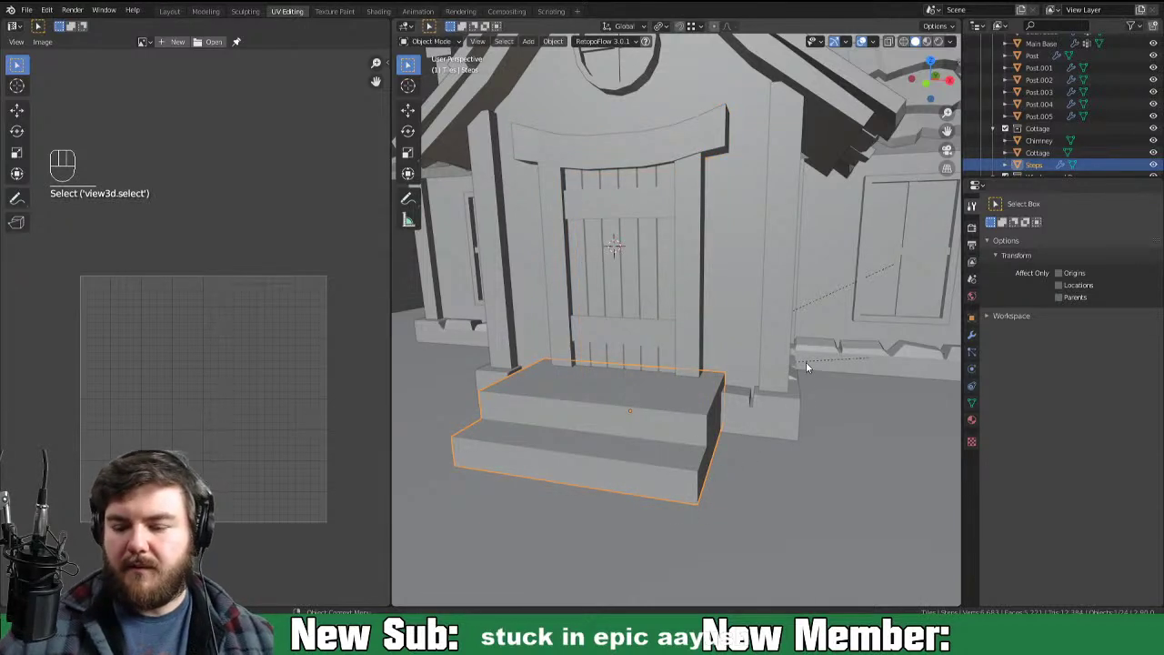
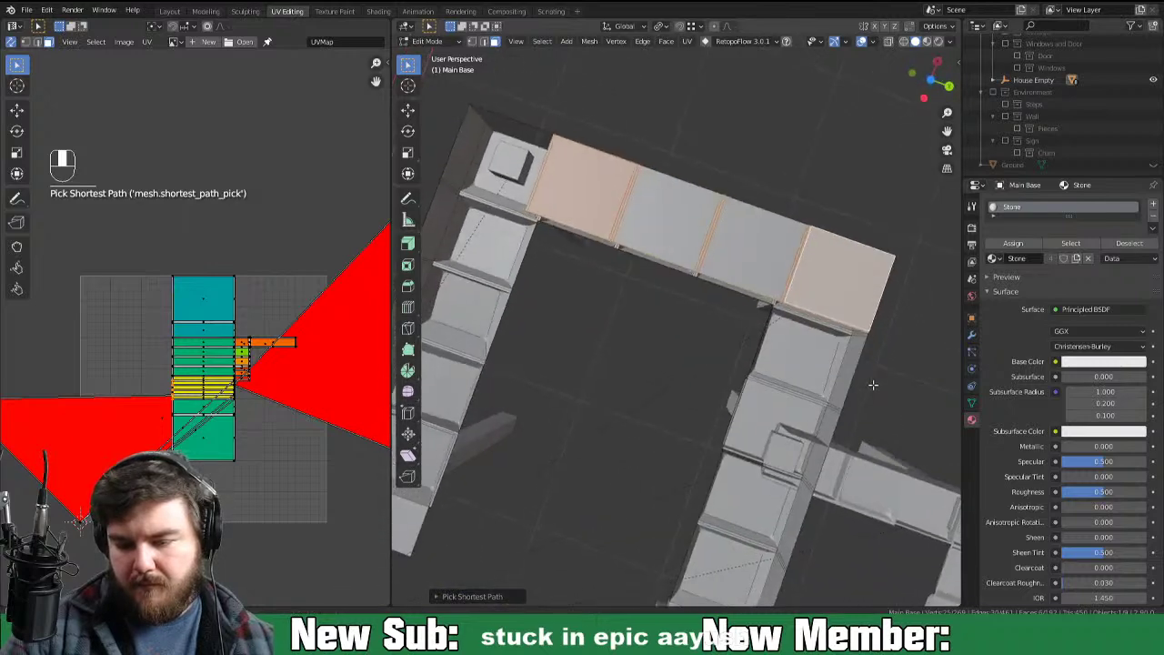
# Step: Clear the wall's face selection and switch to face select mode for the stone blocks
pyautogui.press('x')
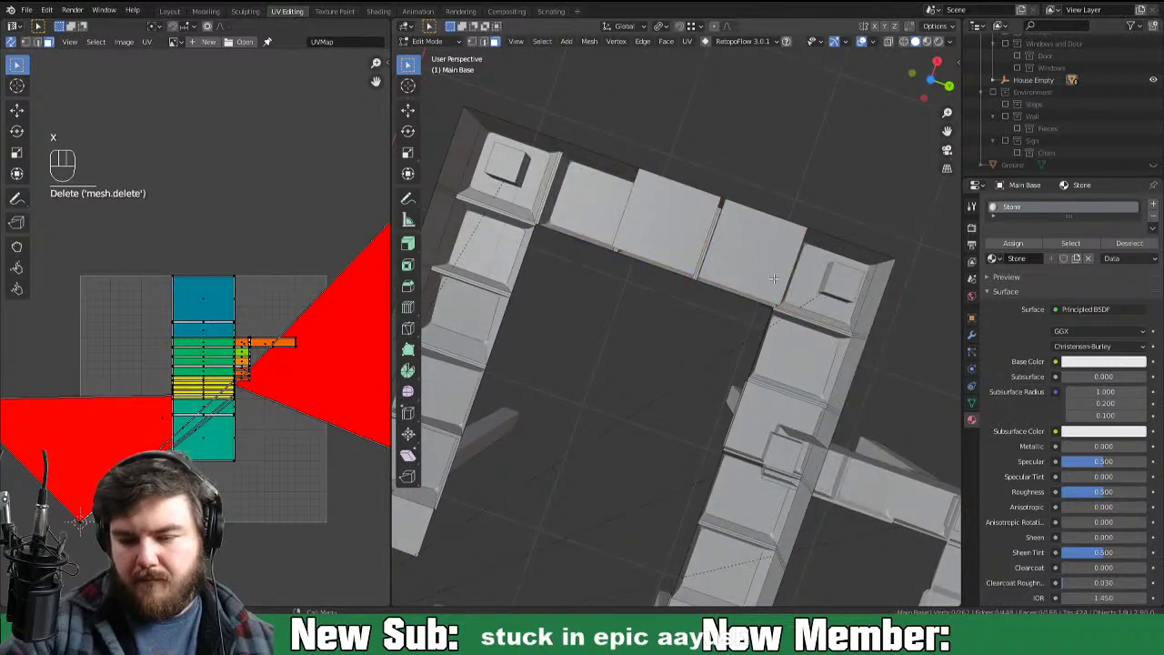
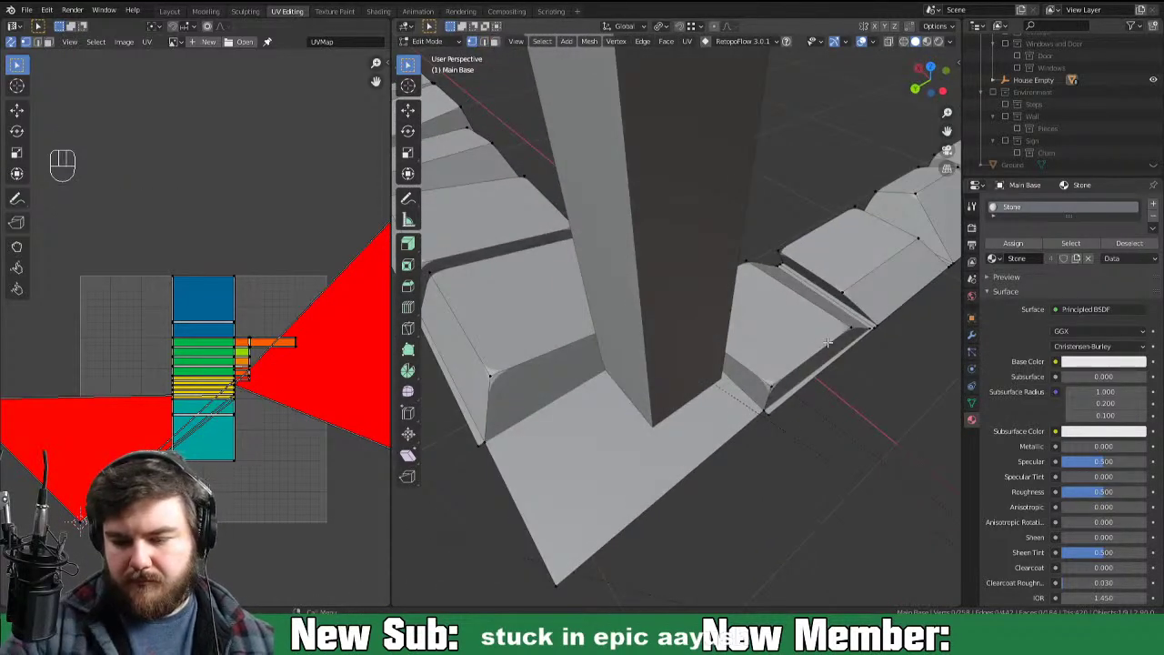
pyautogui.press('3')
pyautogui.press('x')
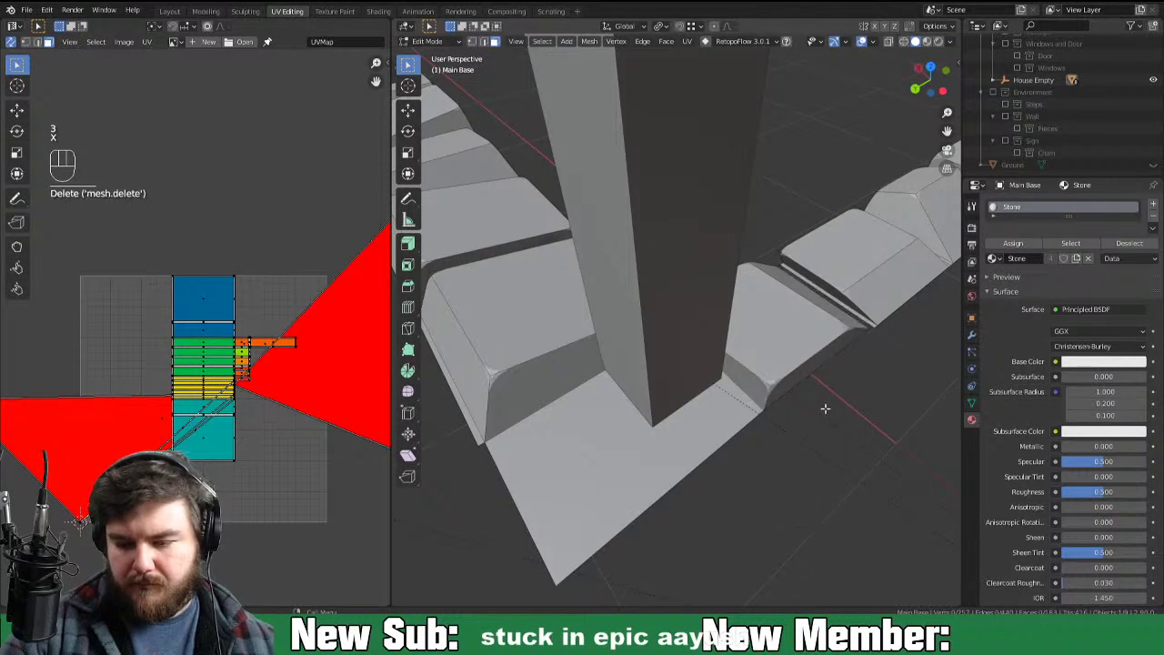
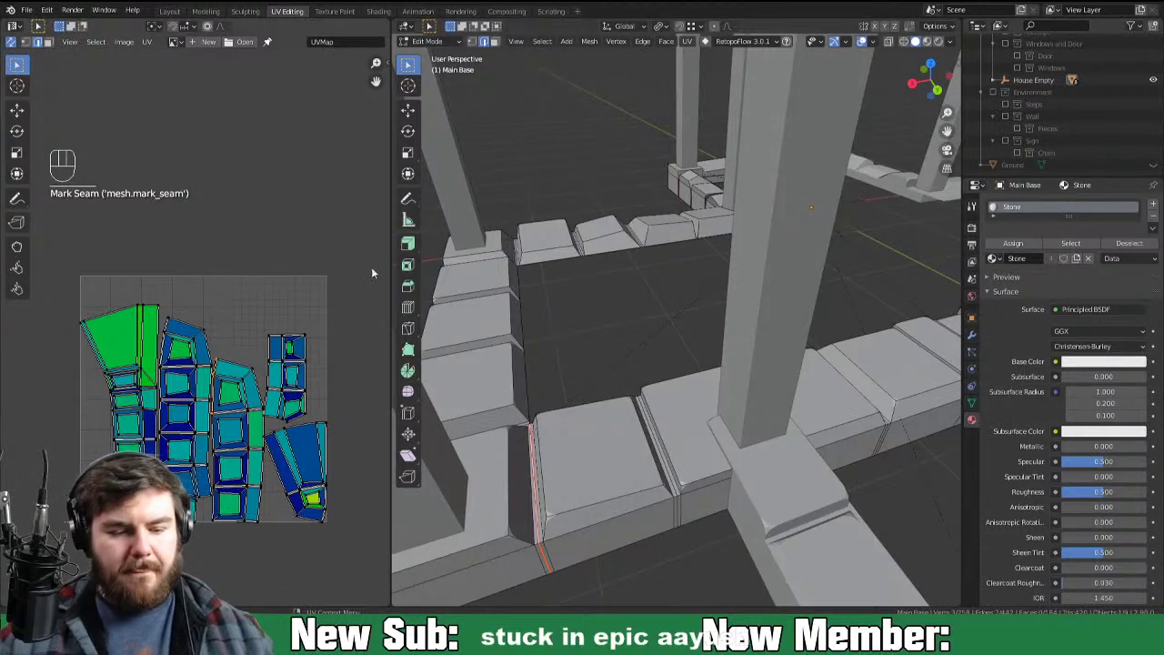
# Step: Mark corner edges of the stone bases as UV seams and return to Object Mode
pyautogui.press('3')
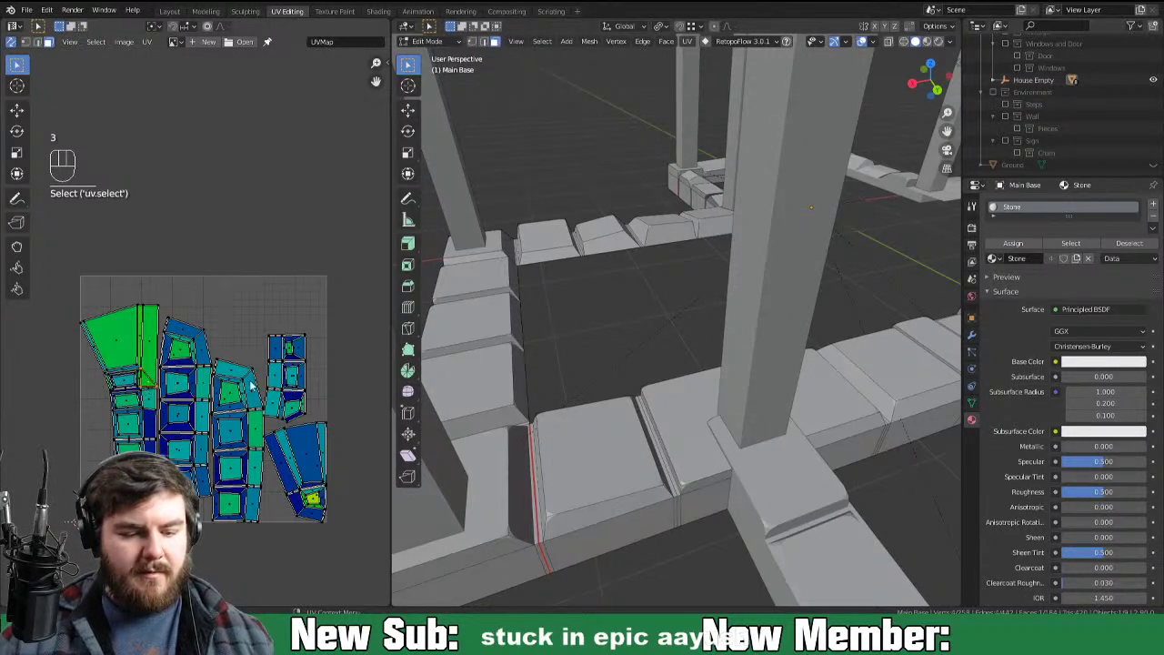
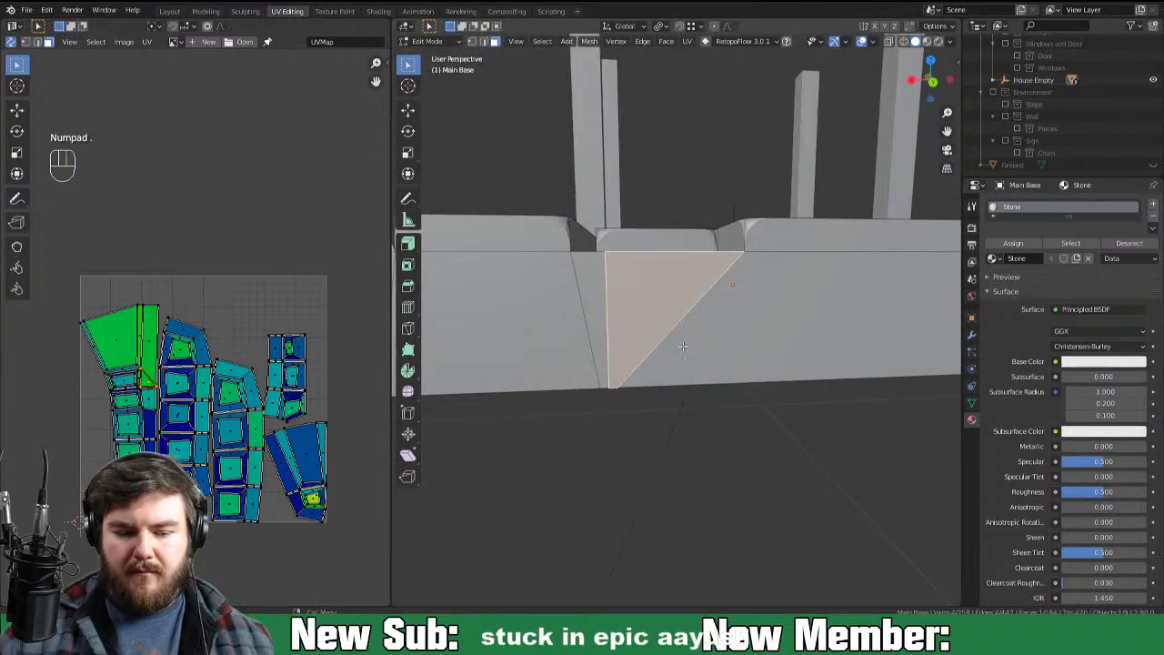
pyautogui.press('2')
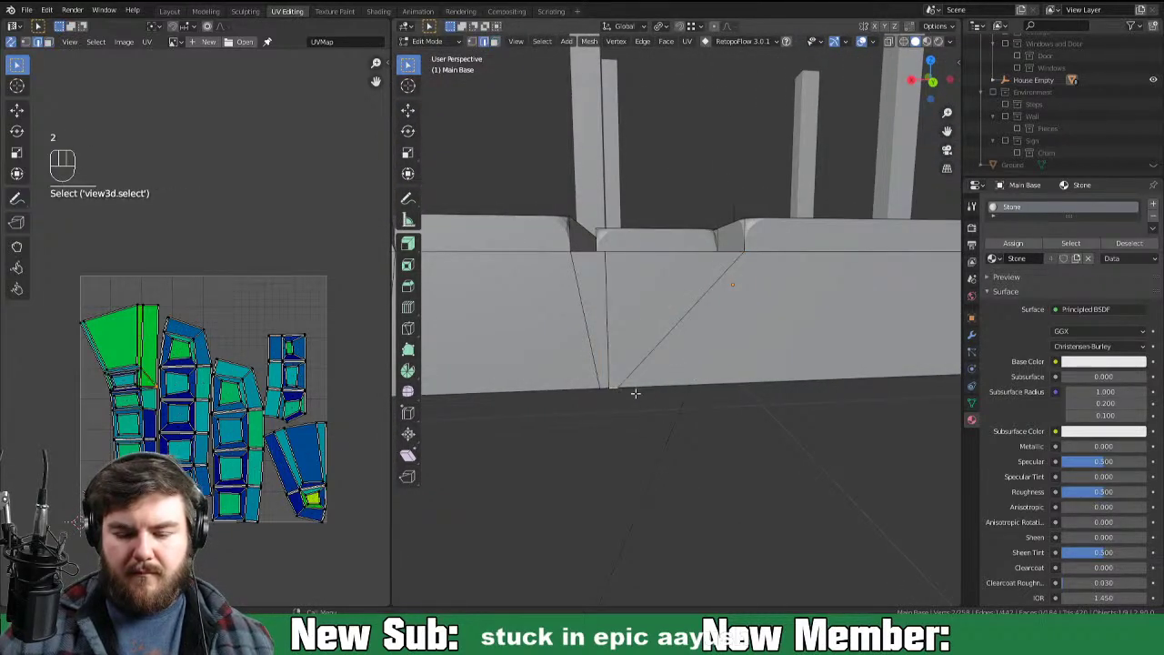
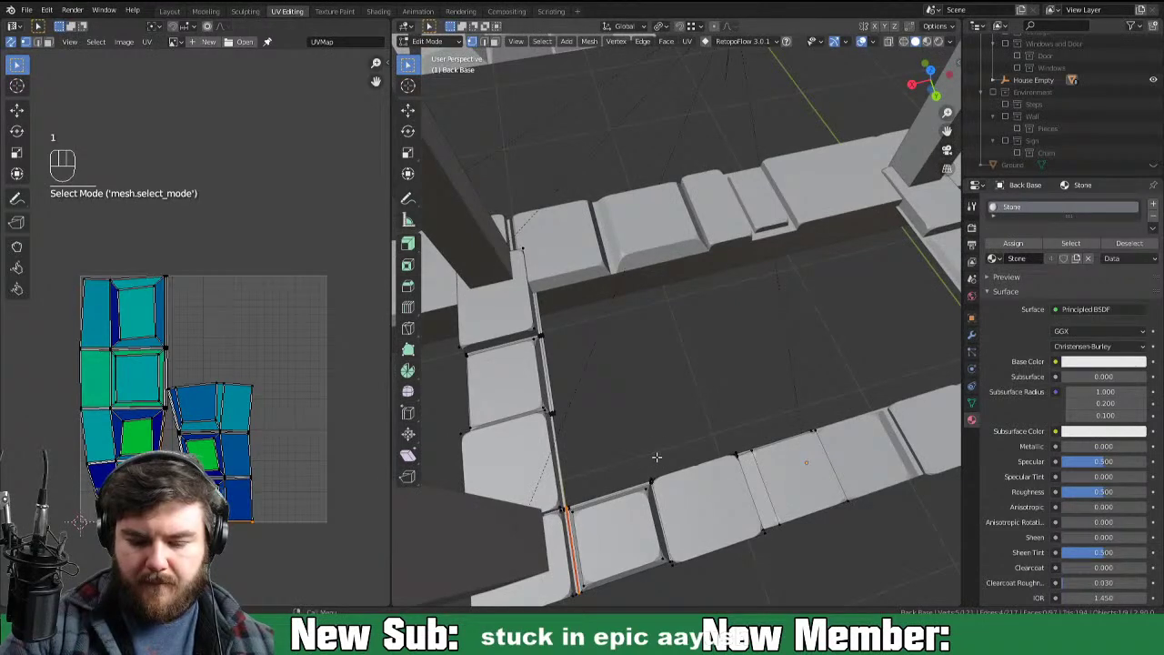
pyautogui.press('Tab')
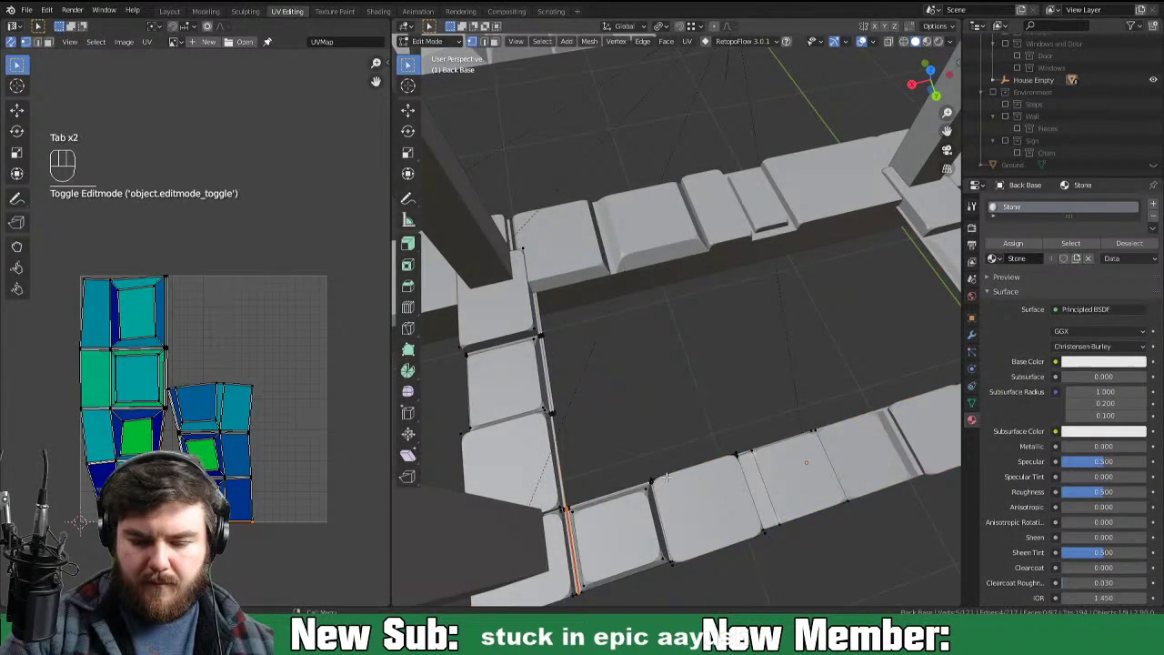
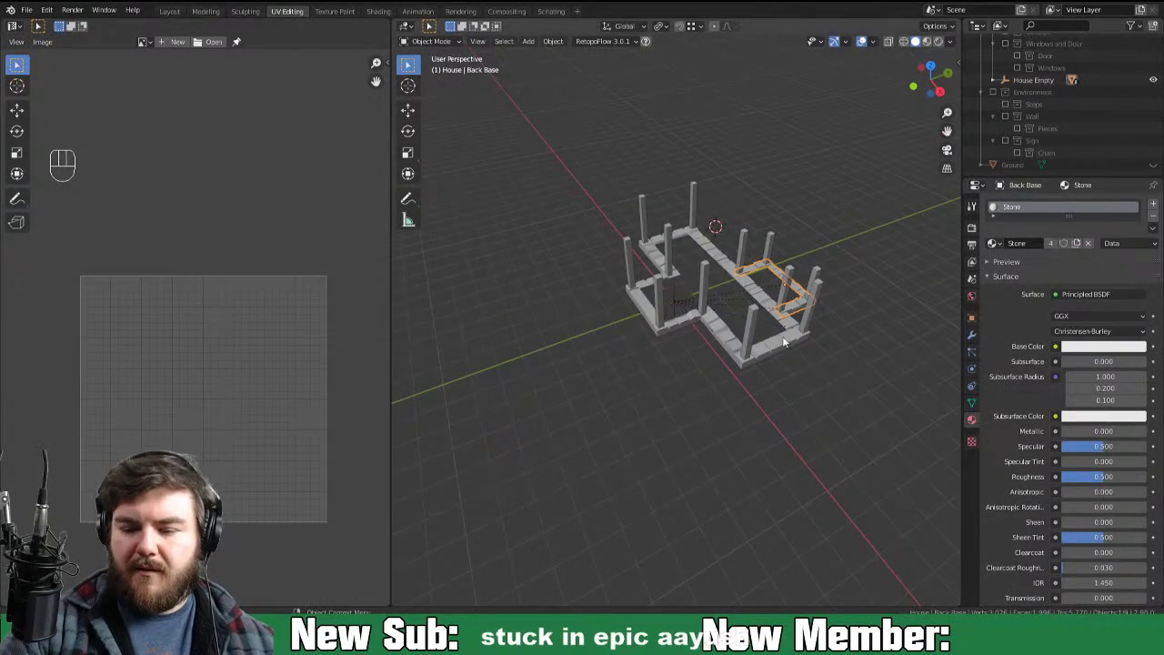
# Step: Re-enable the Steps and Cottage collections in the Outliner and orbit around the cottage
pyautogui.click(785, 351)
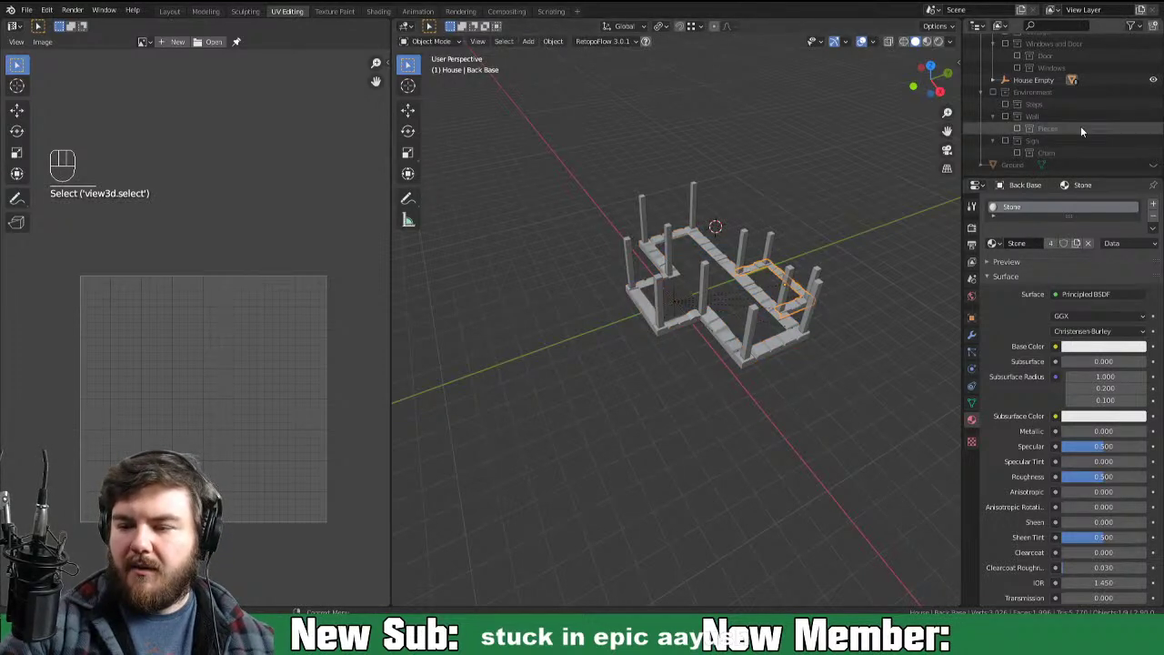
pyautogui.click(1008, 109)
pyautogui.click(614, 323)
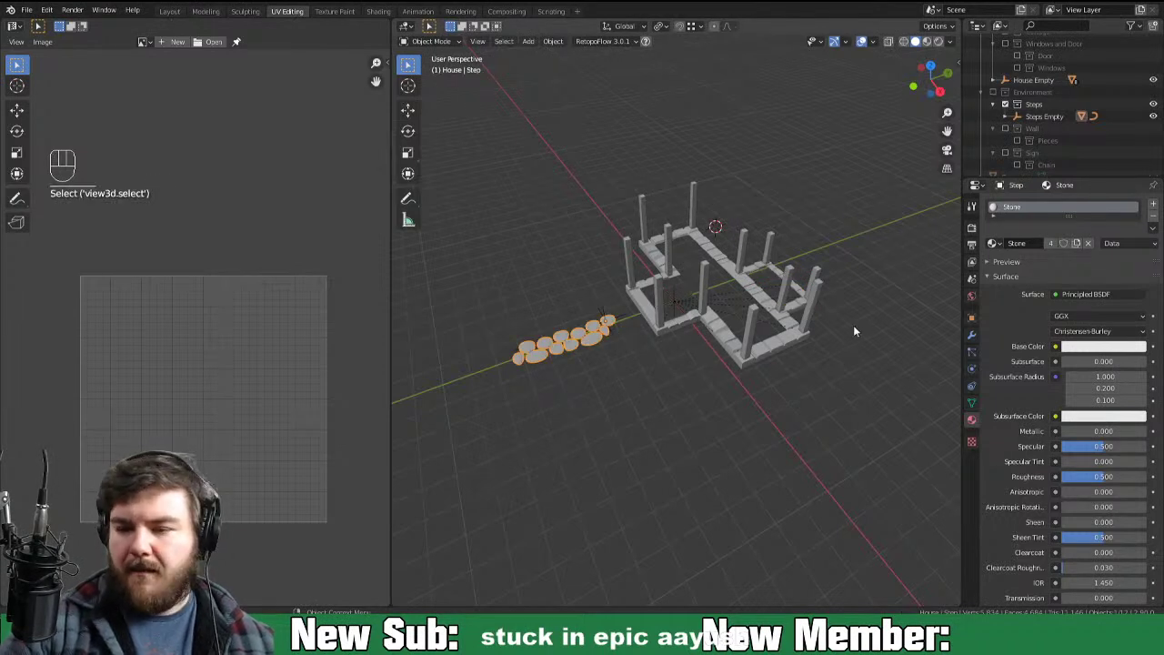
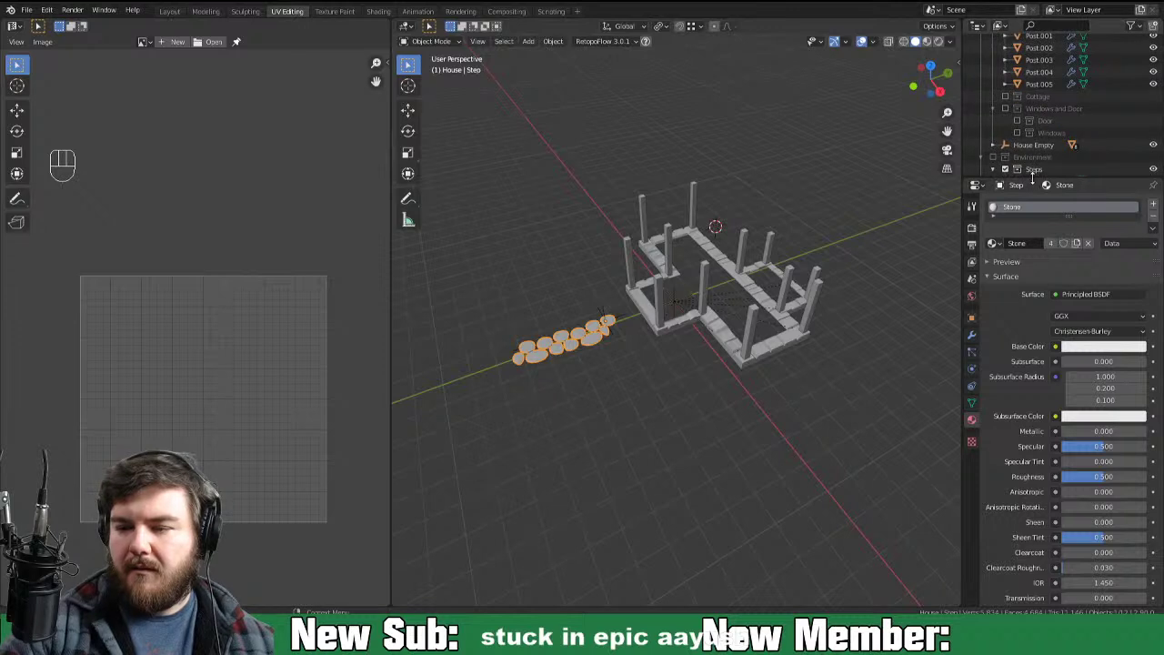
pyautogui.click(1009, 100)
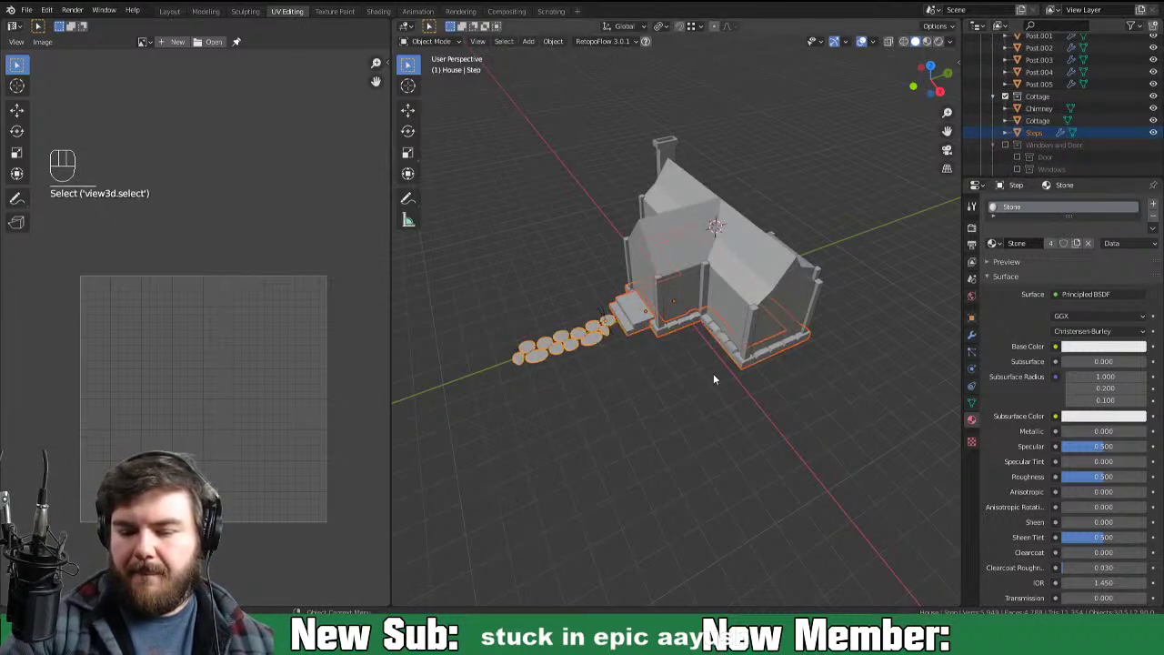
pyautogui.moveTo(844, 341); pyautogui.dragTo(771, 327)
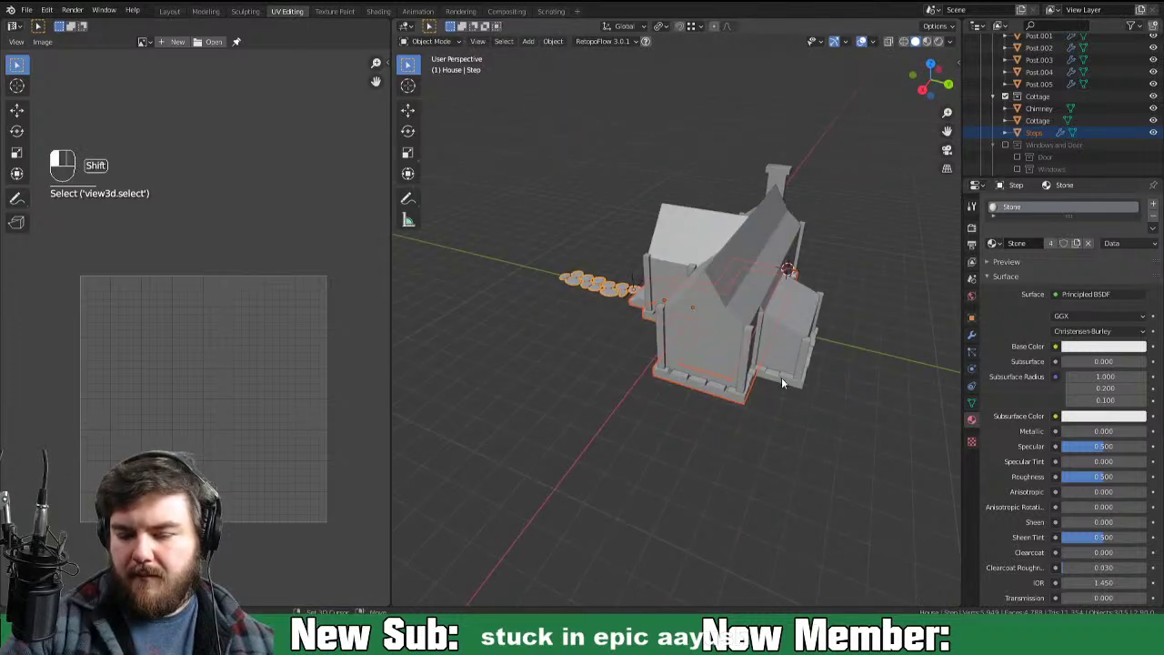
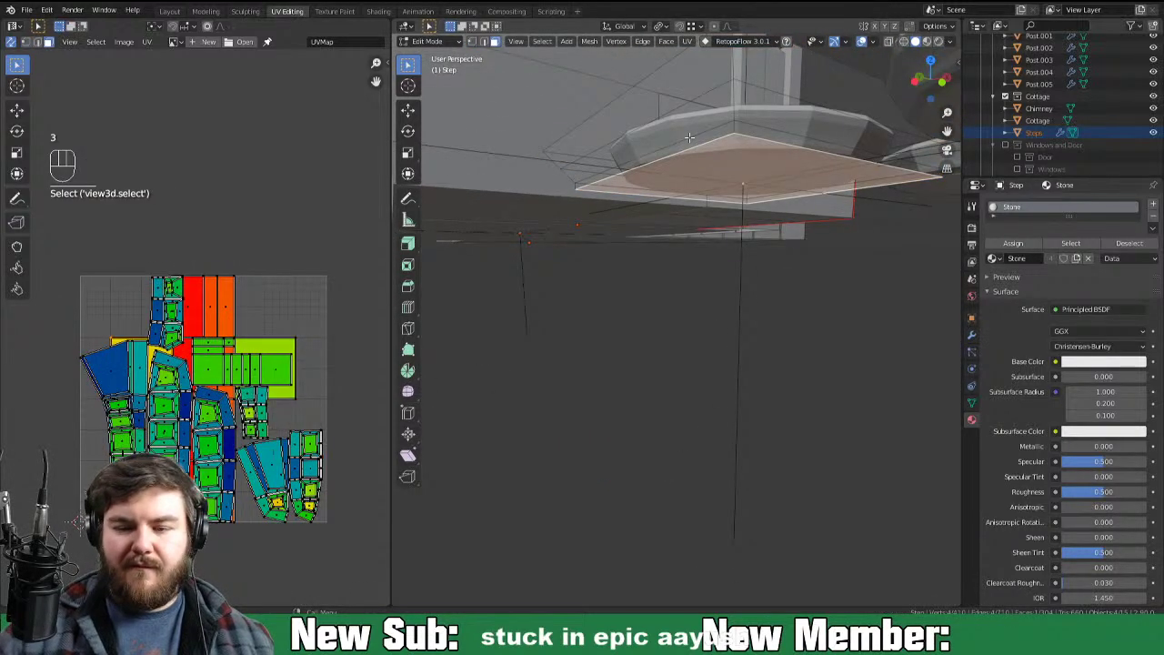
# Step: Delete the stray flat face beneath the rounded step
pyautogui.press('x')
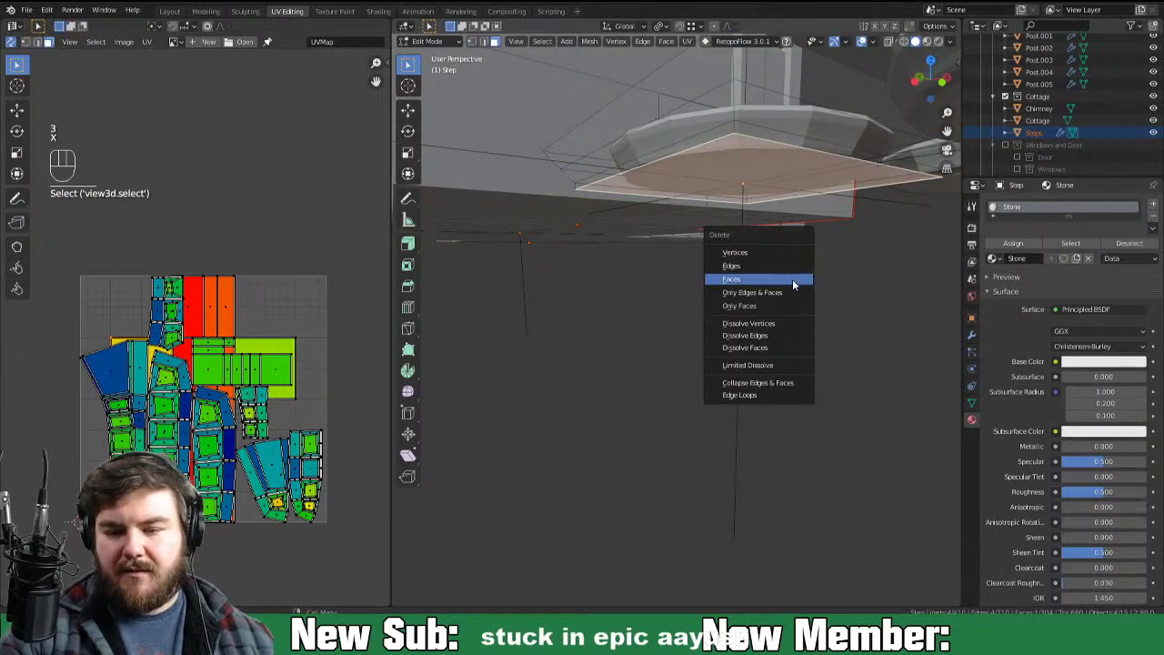
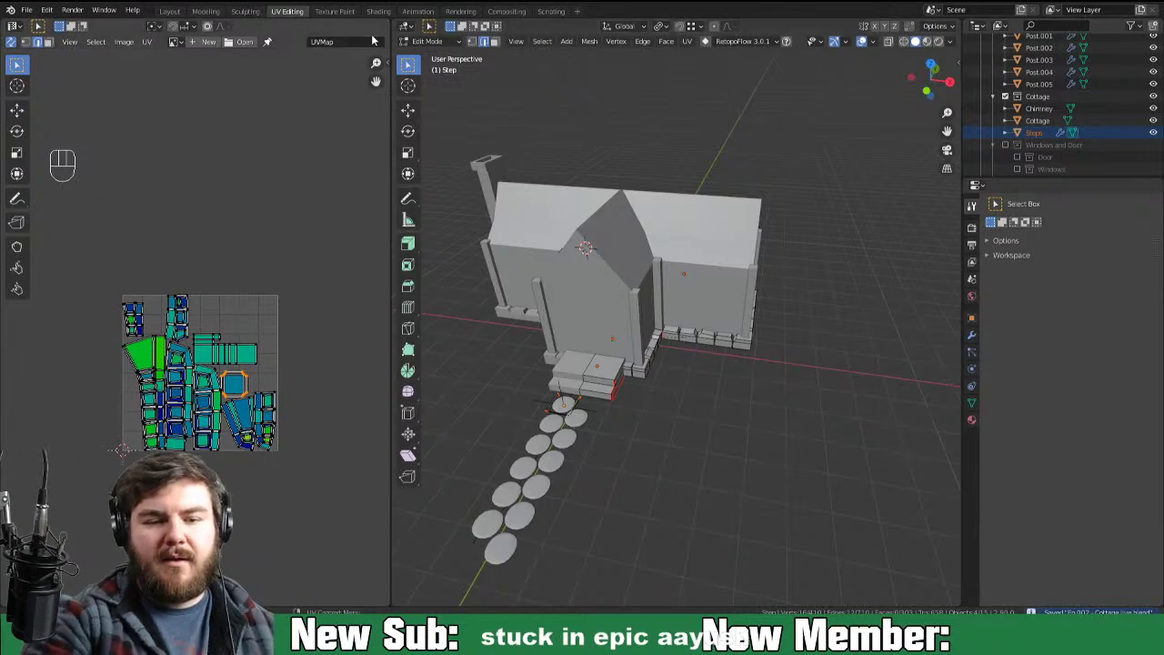
# Step: Frame the stone bases and steps and toggle them into Edit Mode for the Stone Base Color texture
pyautogui.press('Tab')
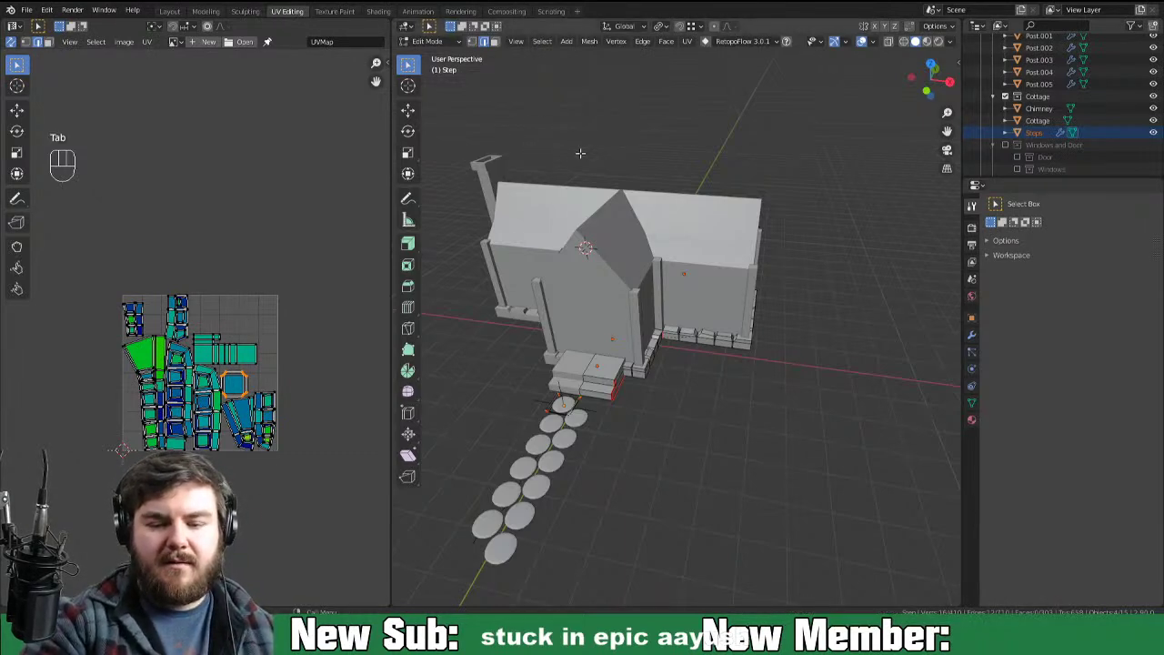
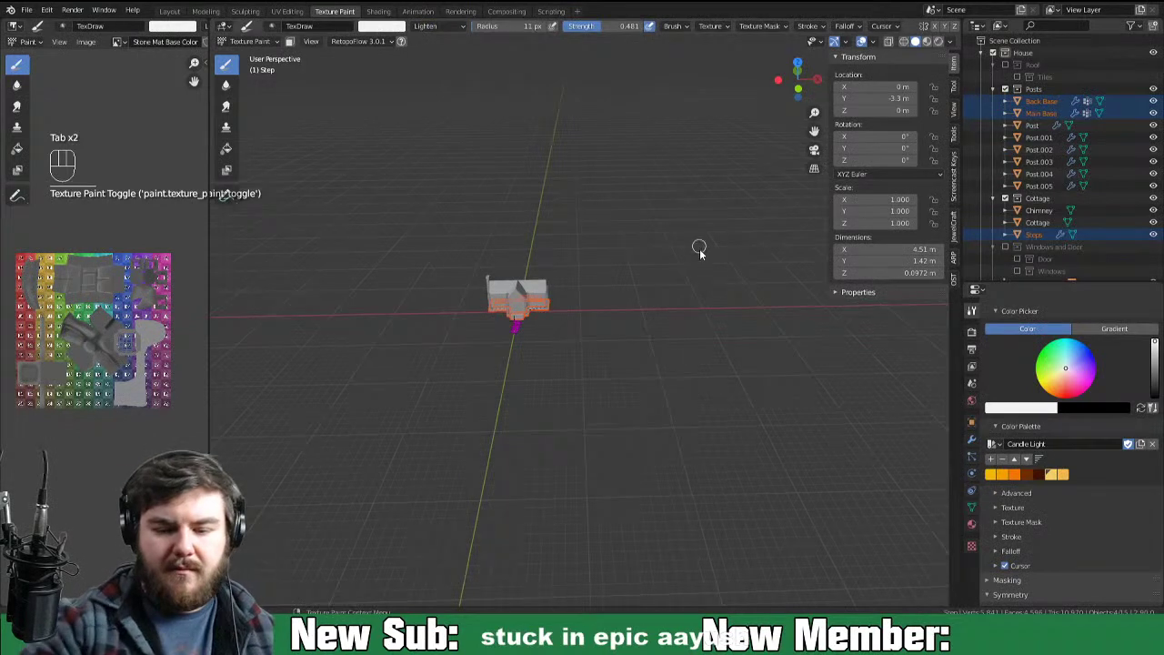
pyautogui.press('KP_Decimal')
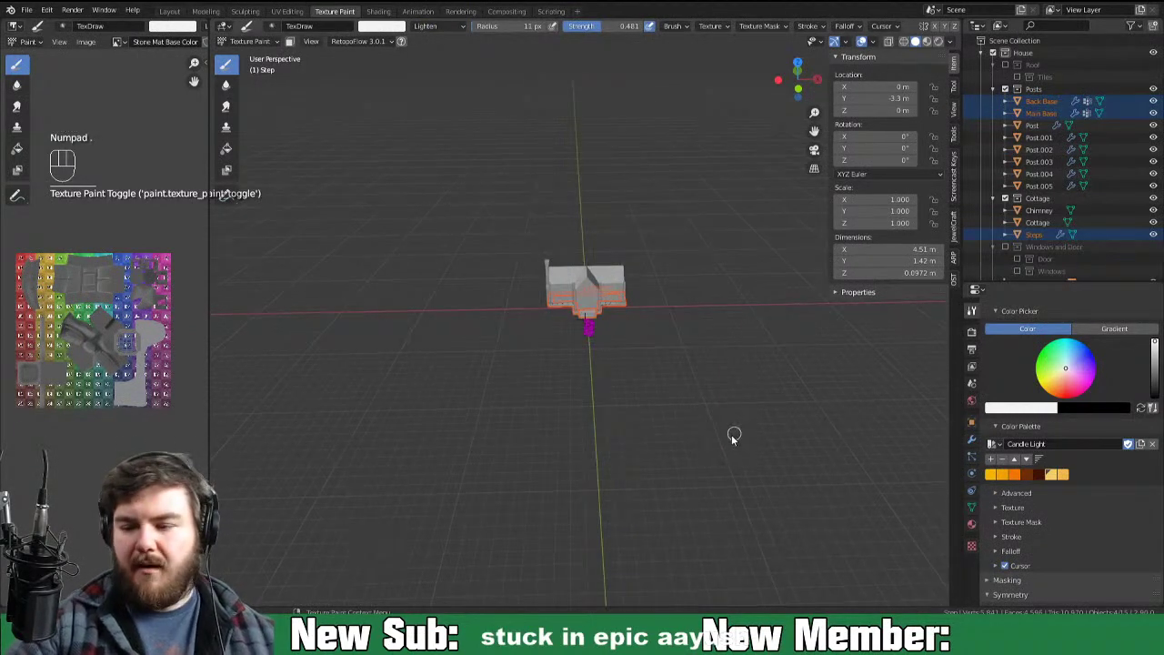
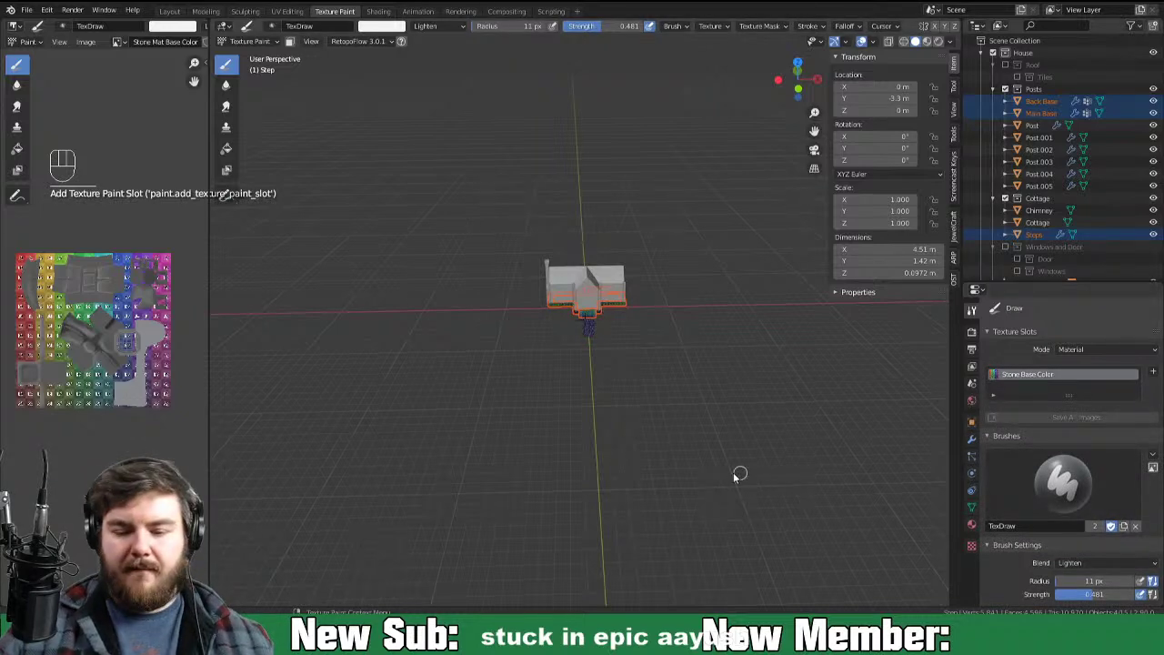
pyautogui.press('Tab')
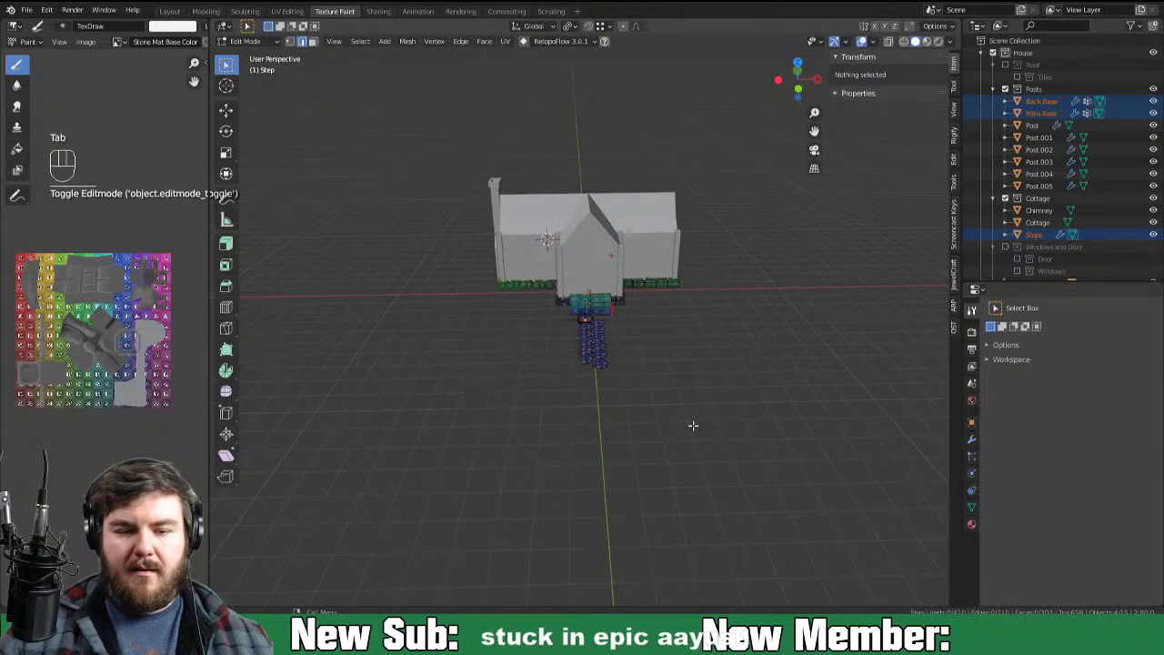
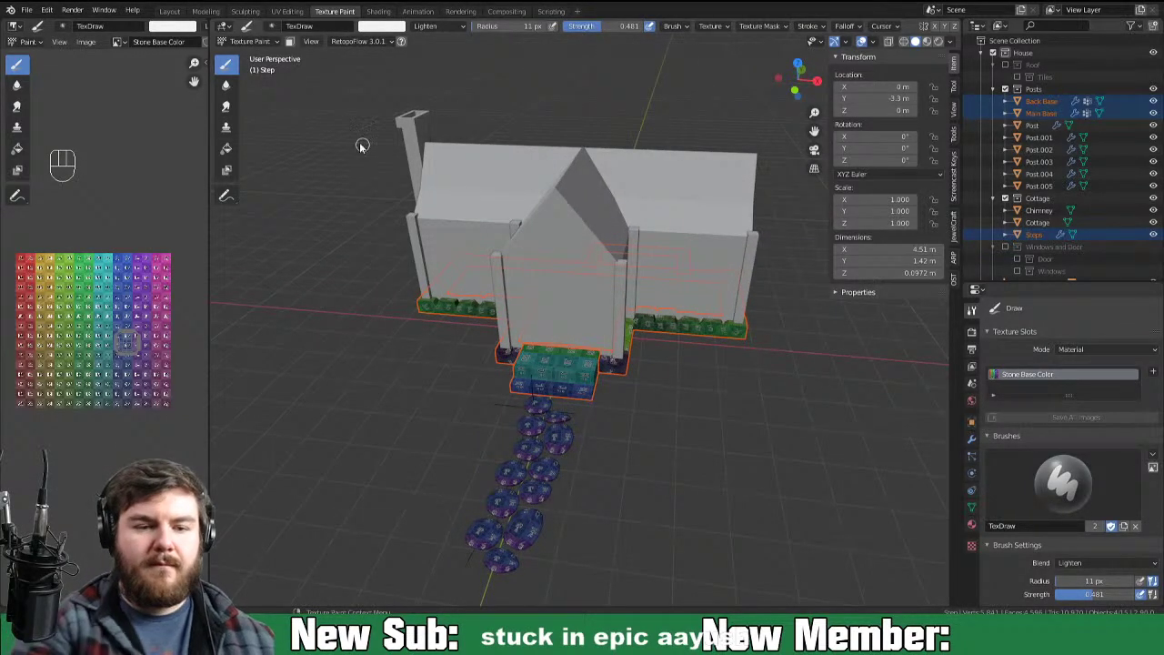
# Step: Return to Object Mode and pick the Fill tool for texture painting
pyautogui.press('ctrl+Tab')
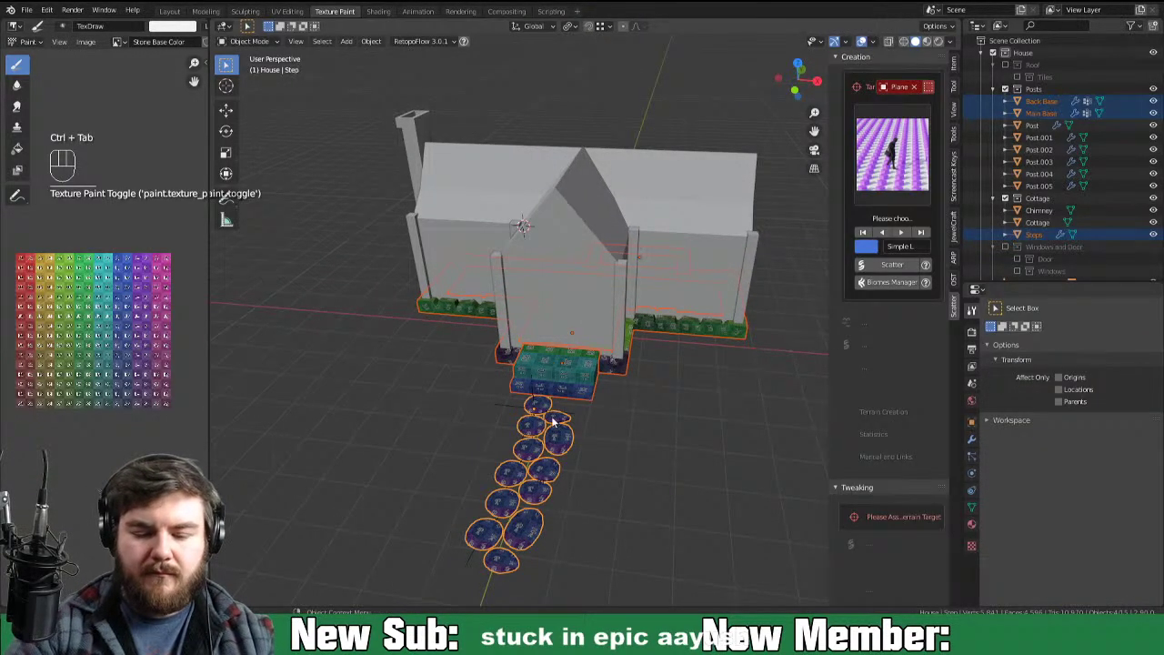
pyautogui.click(555, 420)
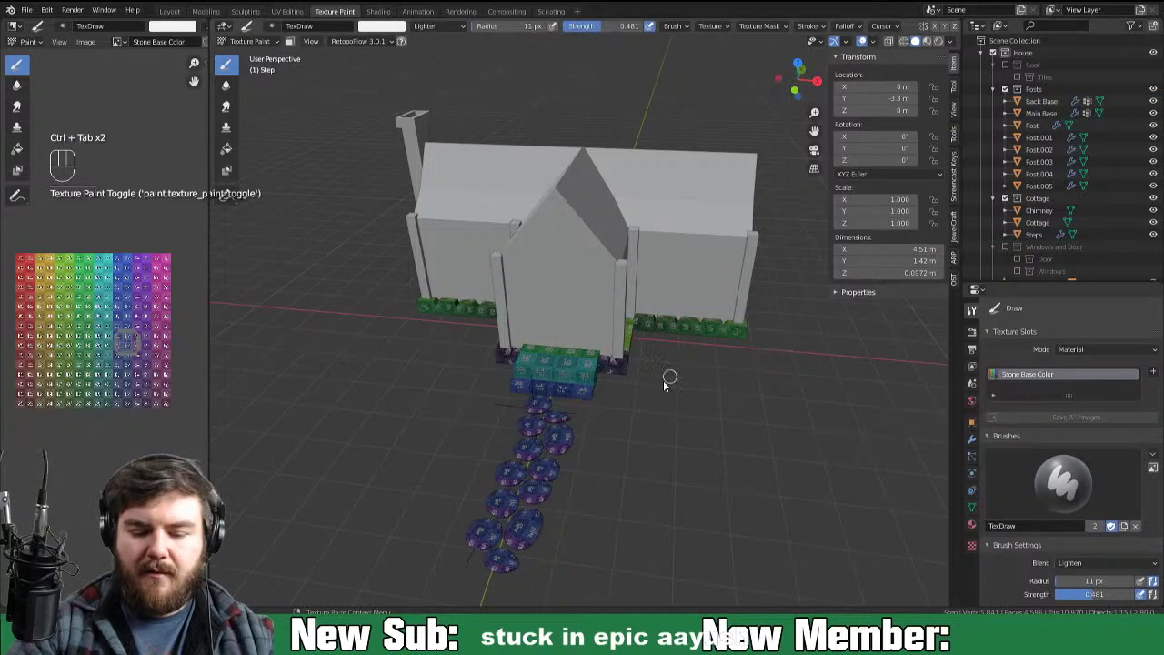
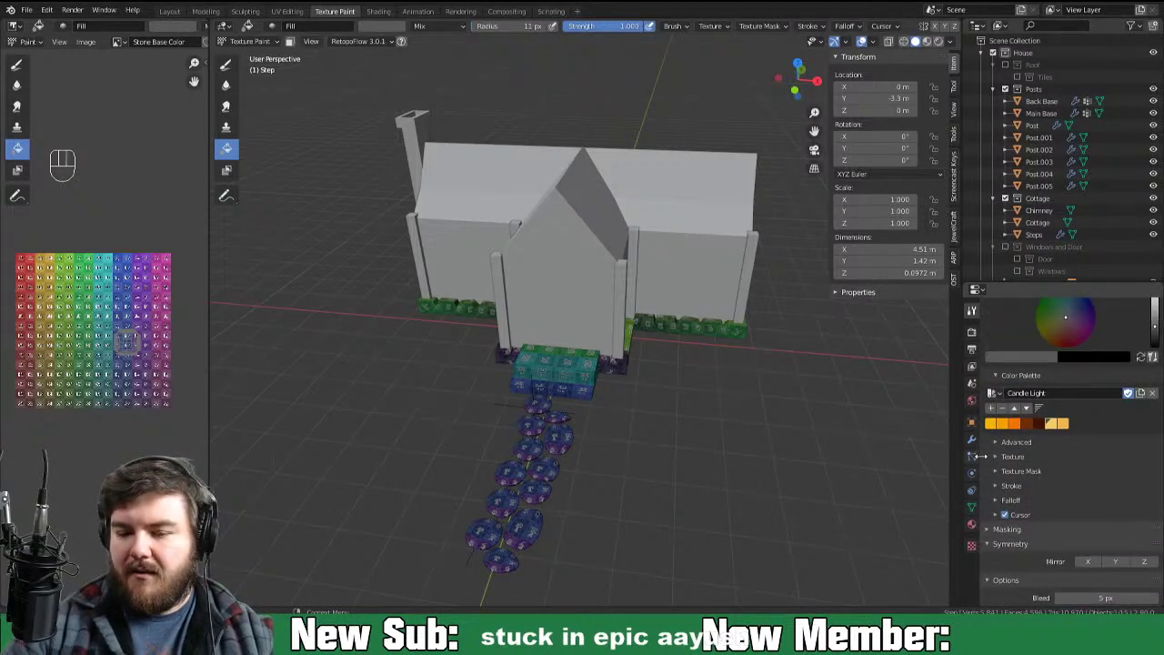
# Step: Fill the stepping stones with the grey swatch from the stone palette
pyautogui.middleClick(839, 491)
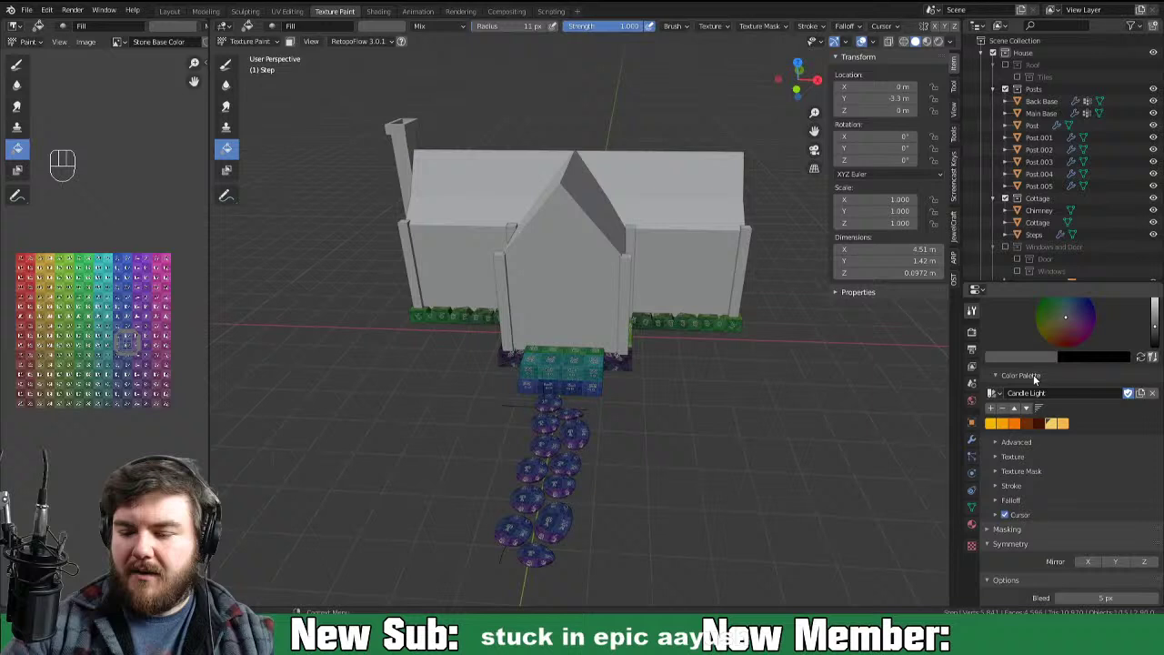
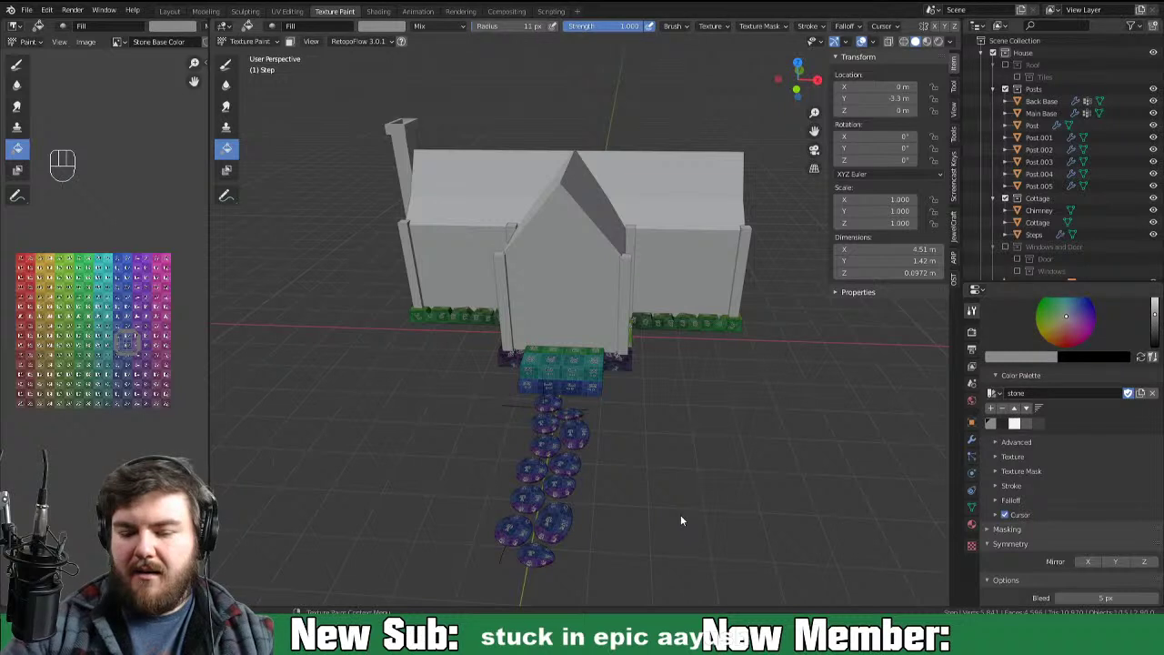
pyautogui.moveTo(592, 476); pyautogui.dragTo(595, 486)
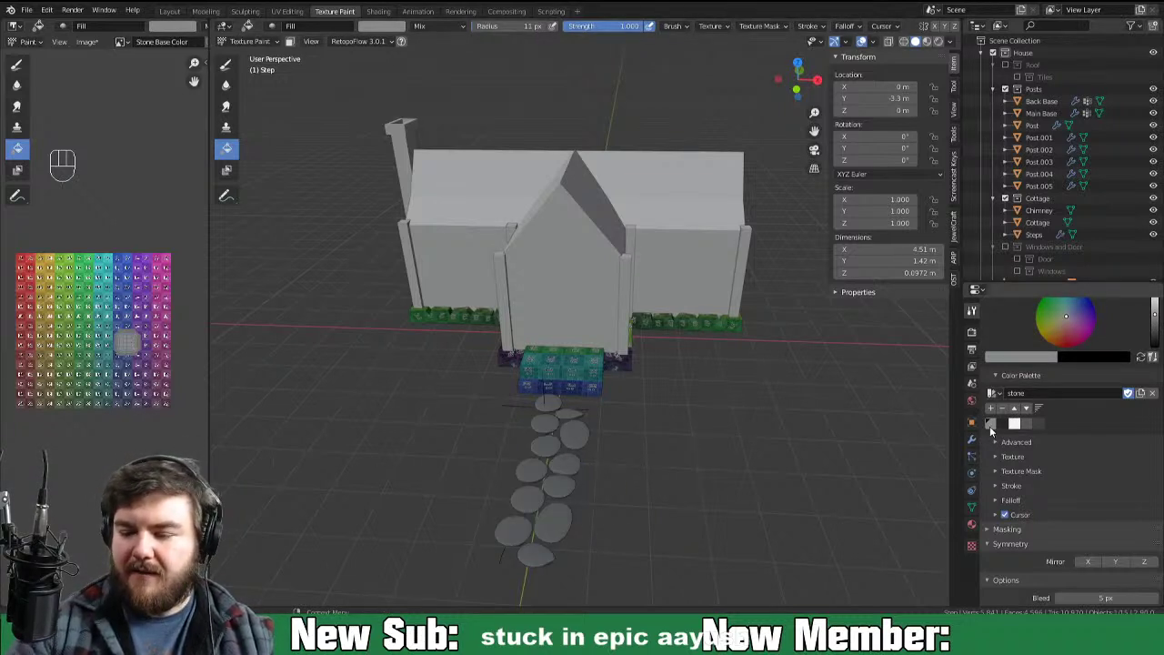
pyautogui.click(580, 457)
pyautogui.moveTo(701, 485); pyautogui.dragTo(715, 466)
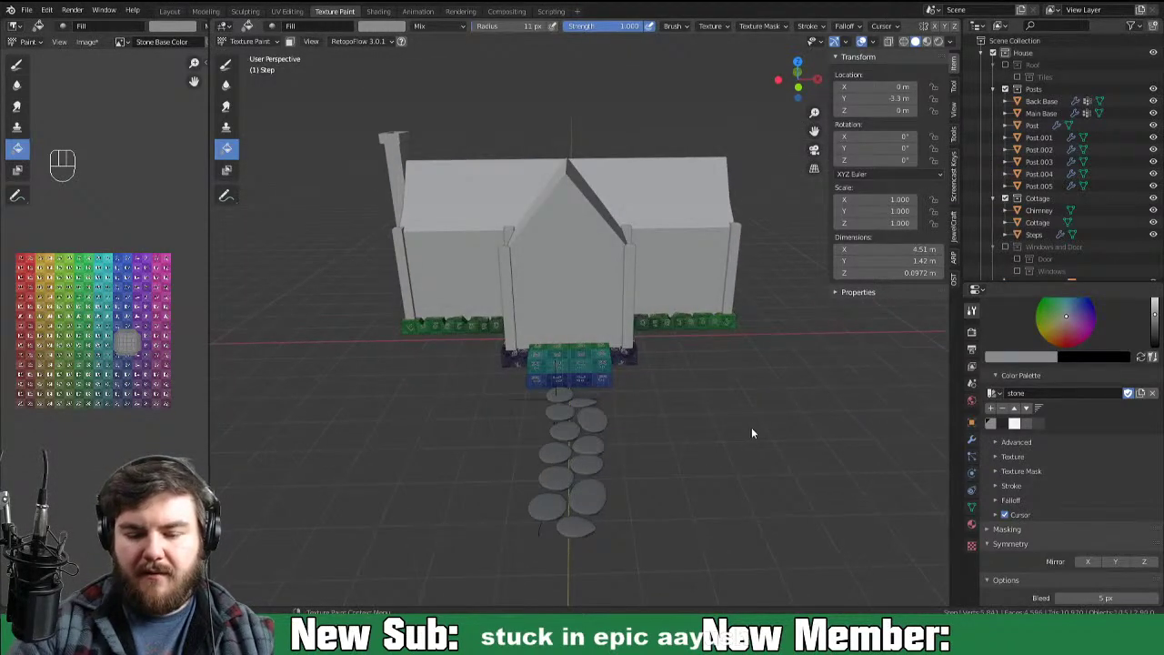
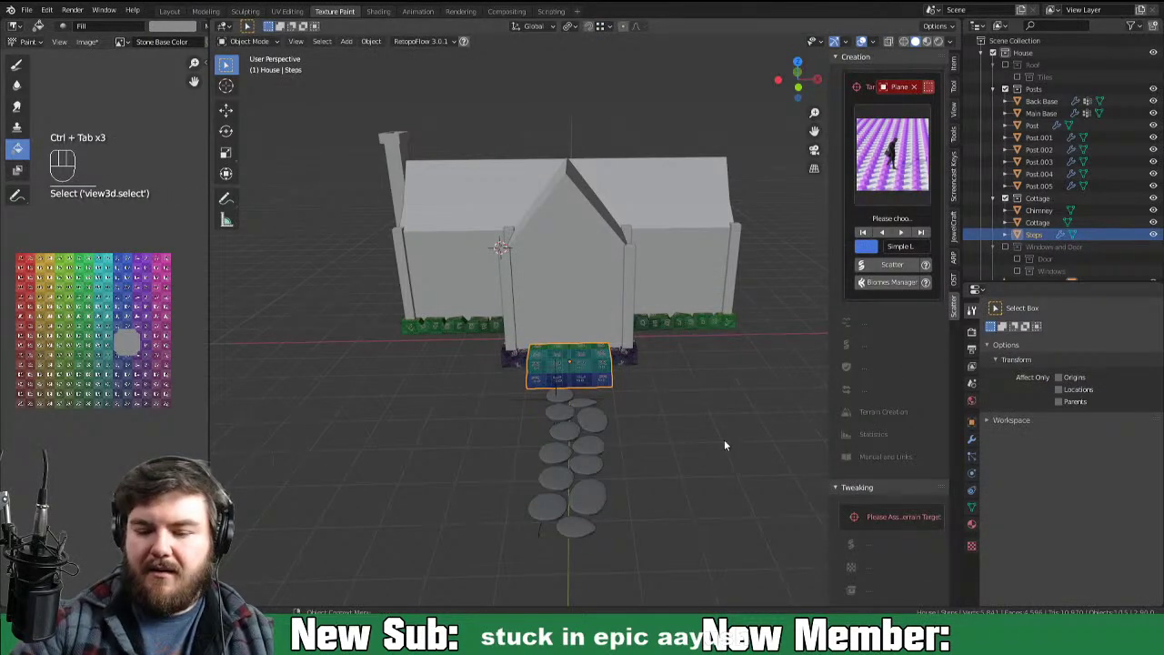
# Step: Switch the Steps object to Texture Paint and fill it with the grey stone colour
pyautogui.moveTo(755, 452); pyautogui.dragTo(738, 454)
pyautogui.press('ctrl+Tab')
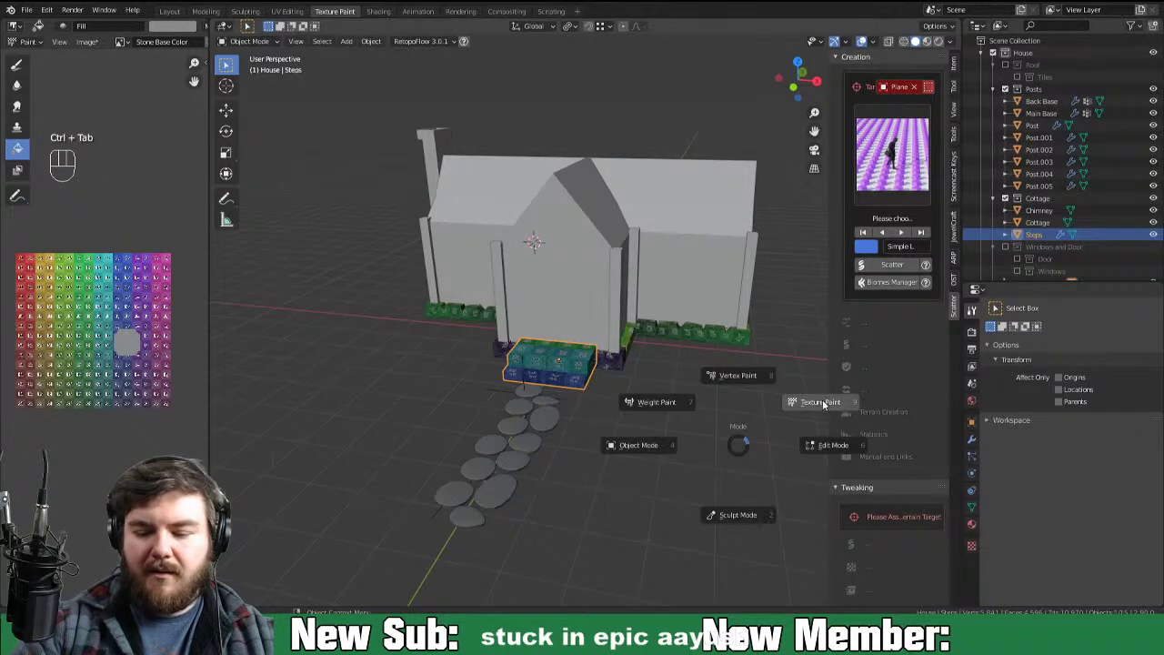
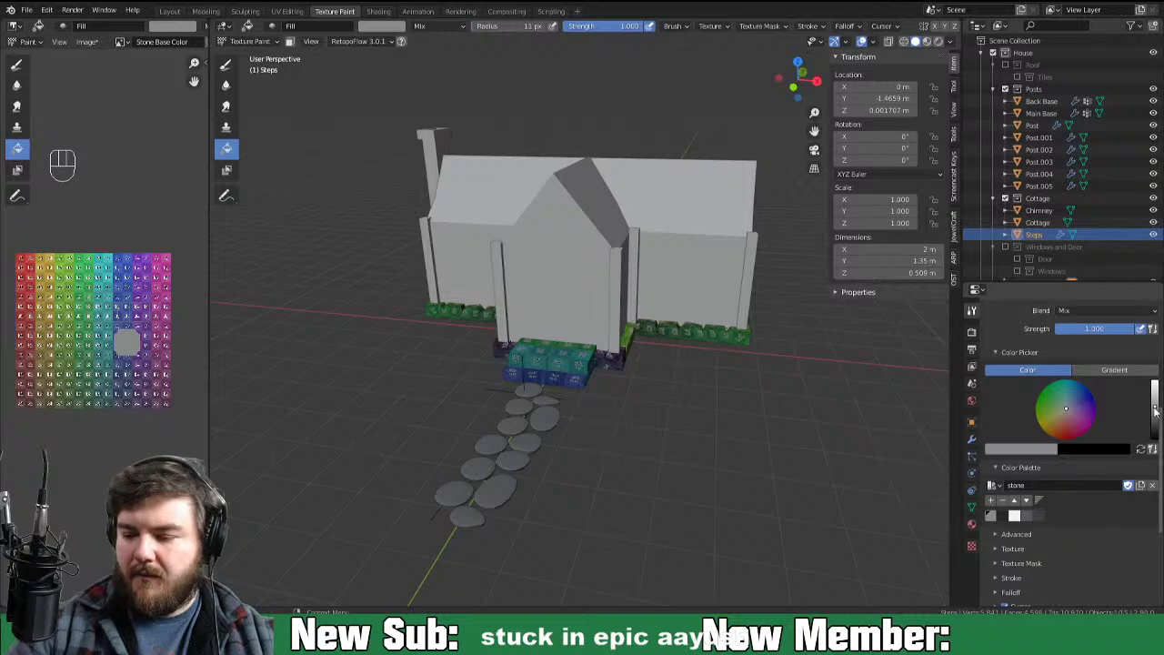
pyautogui.click(1160, 414)
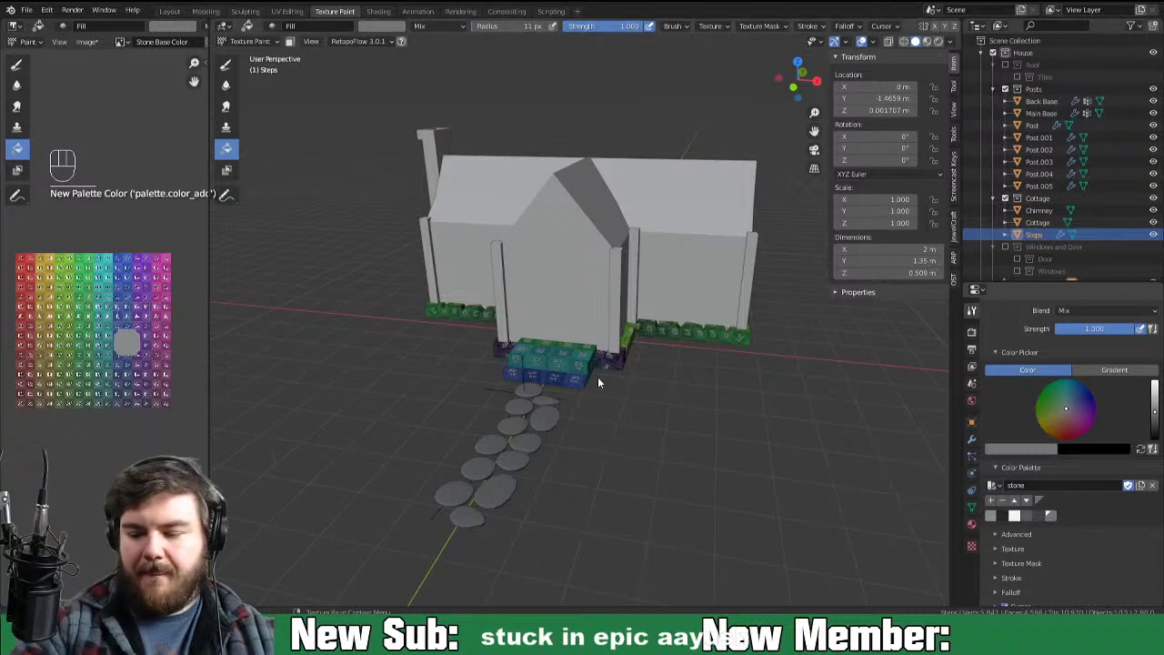
pyautogui.click(573, 377)
pyautogui.moveTo(740, 438); pyautogui.dragTo(764, 450)
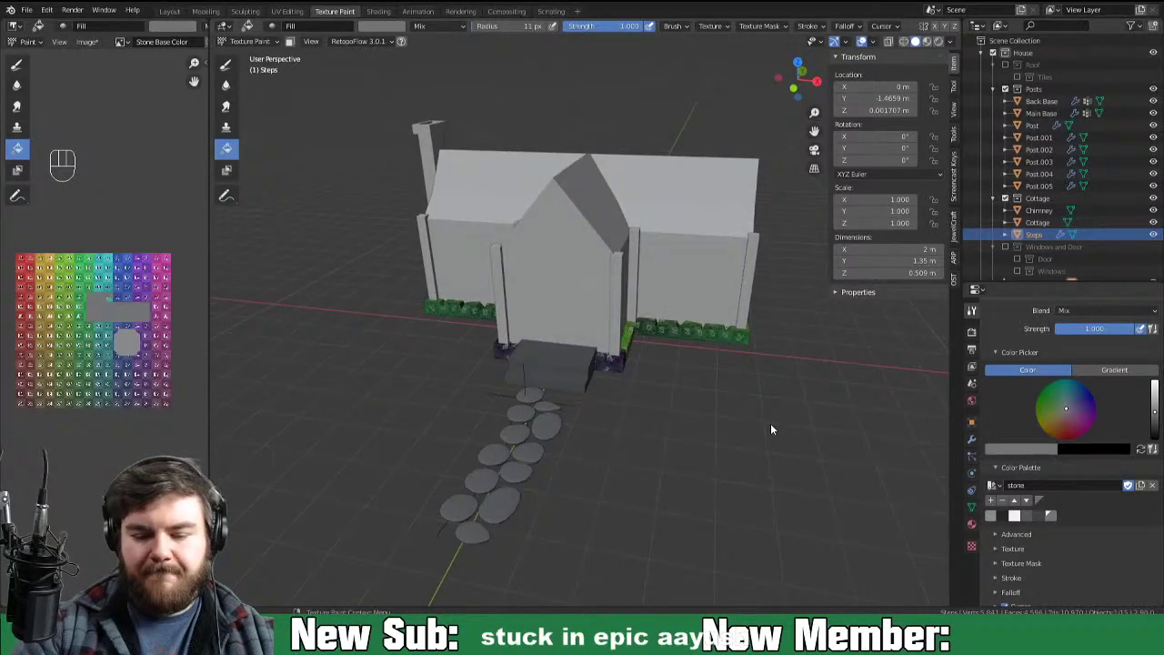
# Step: Fill the Main Base foundation stones dark grey and return to Object Mode
pyautogui.press('ctrl+Tab')
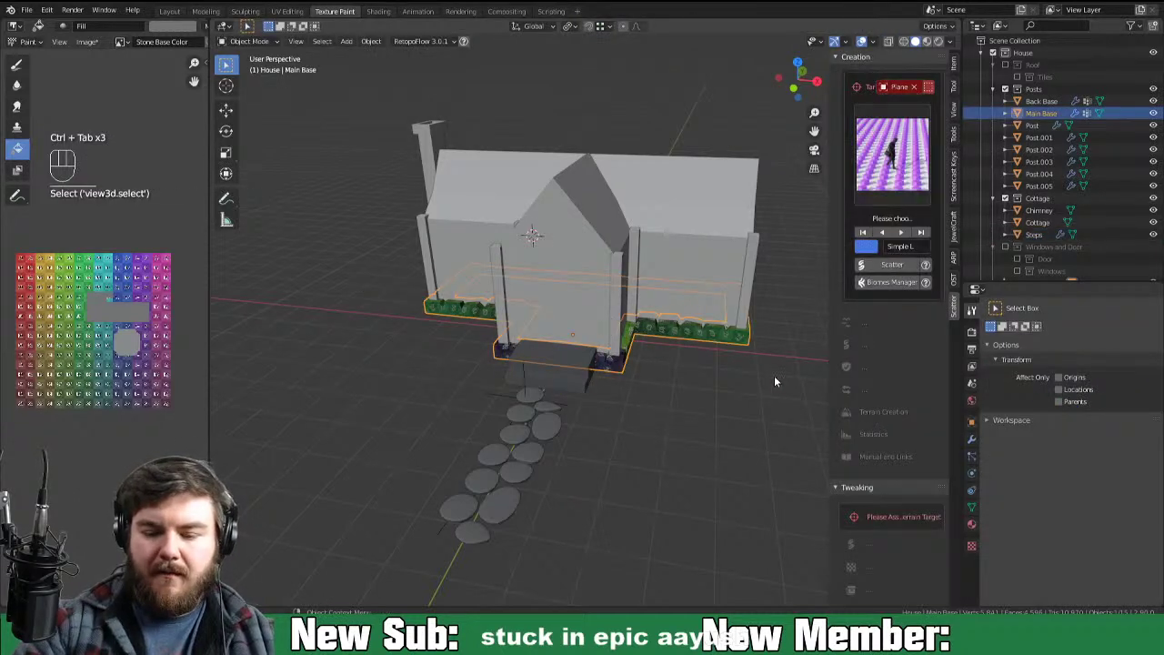
pyautogui.moveTo(760, 382); pyautogui.dragTo(741, 383)
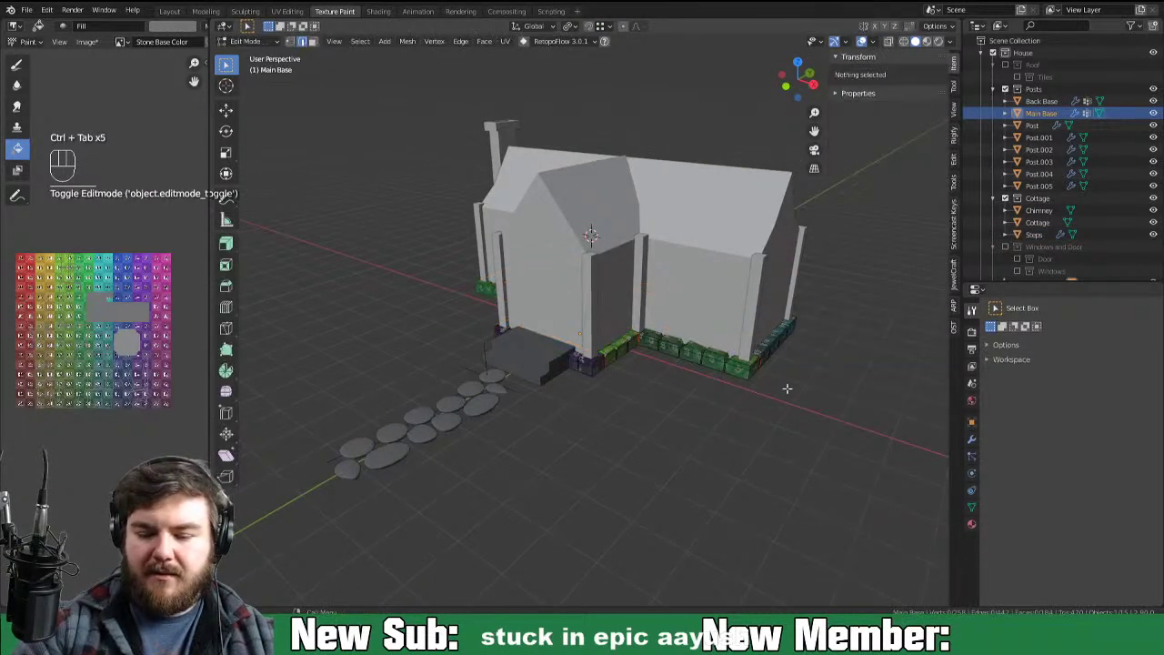
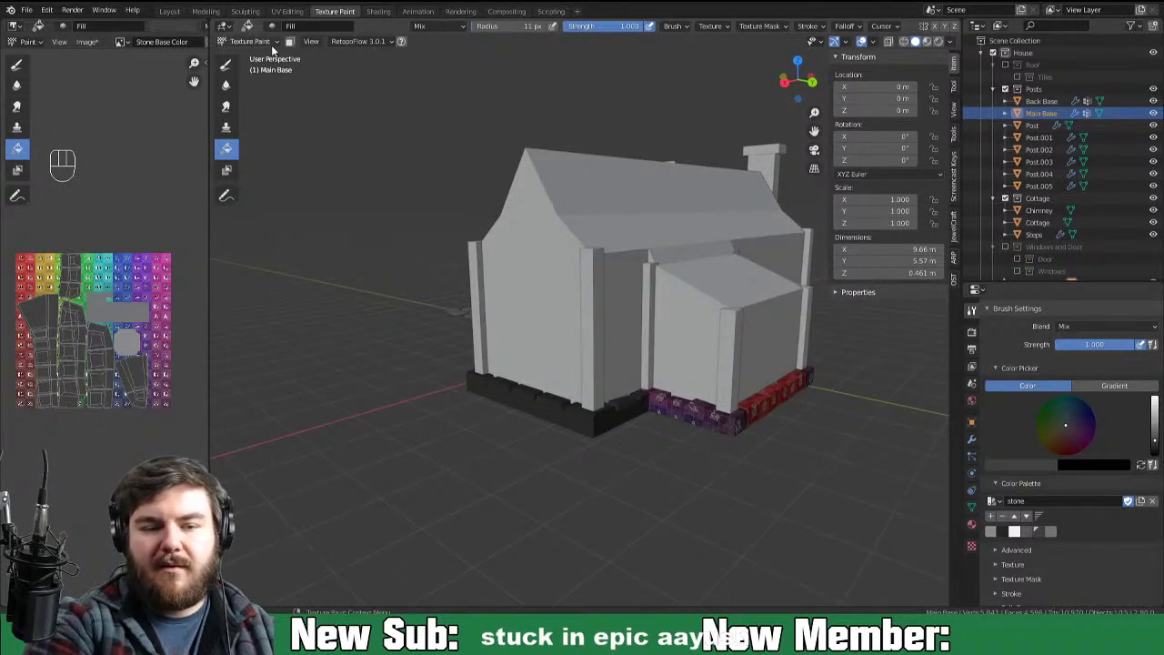
pyautogui.press('ctrl+Tab')
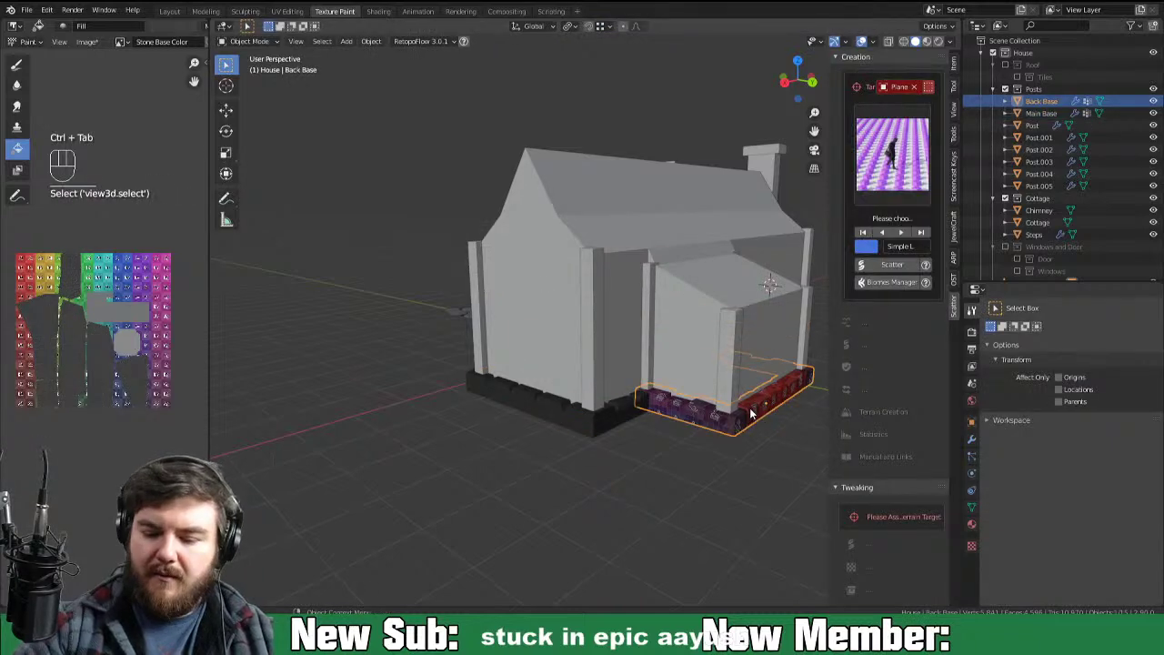
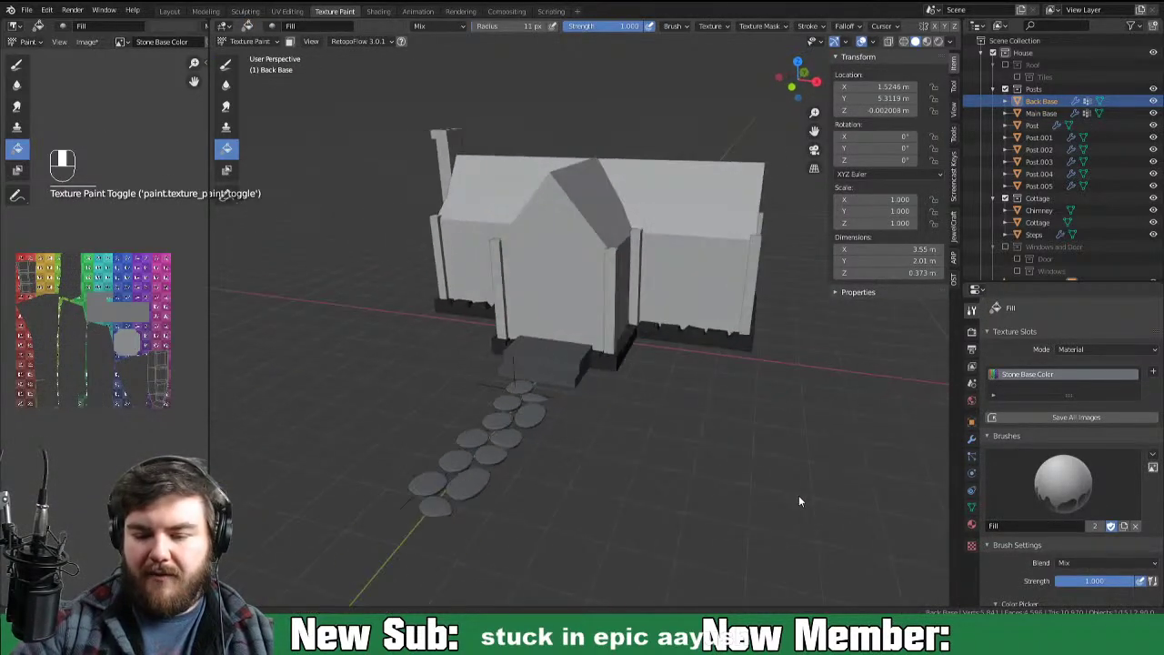
# Step: Orbit around the painted cottage and frame it straight from the front in Object Mode
pyautogui.middleClick(780, 475)
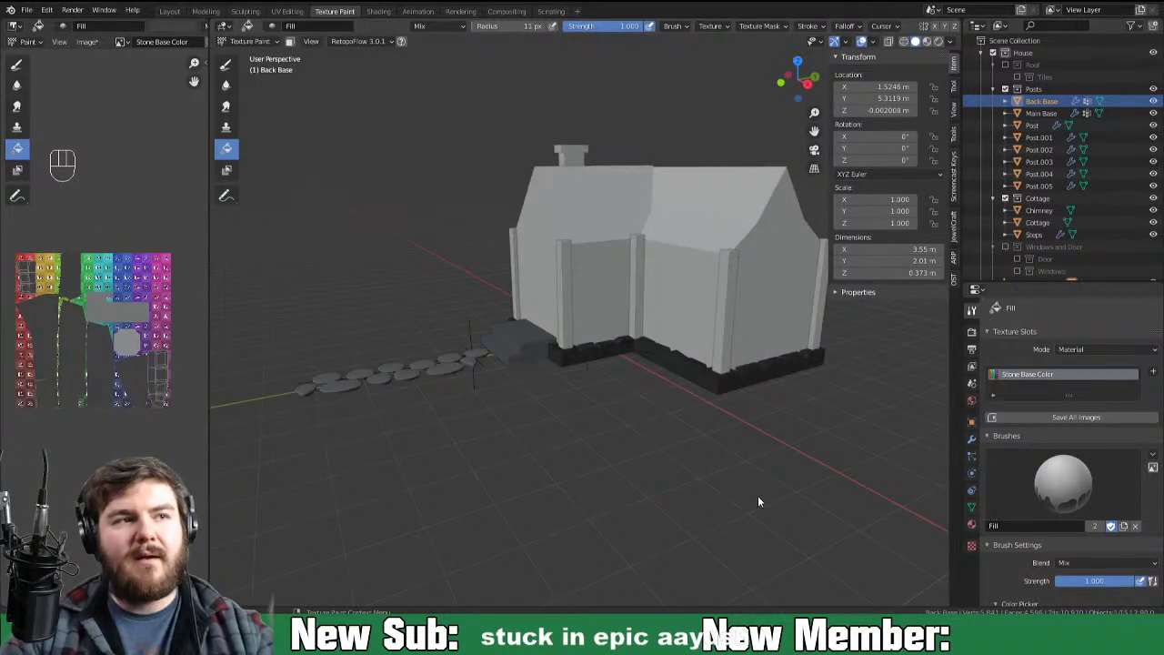
pyautogui.moveTo(766, 478); pyautogui.dragTo(842, 477)
pyautogui.moveTo(838, 481); pyautogui.dragTo(775, 486)
pyautogui.moveTo(761, 481); pyautogui.dragTo(771, 484)
pyautogui.moveTo(782, 497); pyautogui.dragTo(816, 484)
pyautogui.moveTo(782, 498); pyautogui.dragTo(845, 506)
pyautogui.press('ctrl+Tab')
pyautogui.moveTo(758, 464); pyautogui.dragTo(726, 456)
pyautogui.moveTo(703, 463); pyautogui.dragTo(802, 474)
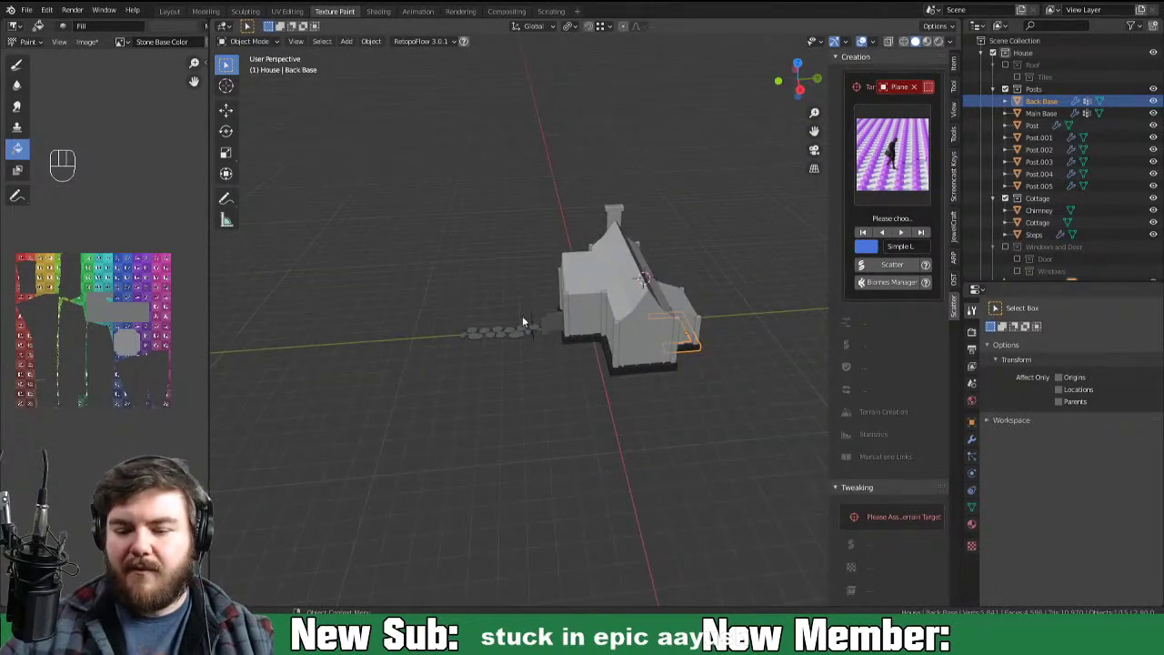
pyautogui.moveTo(551, 328); pyautogui.dragTo(678, 326)
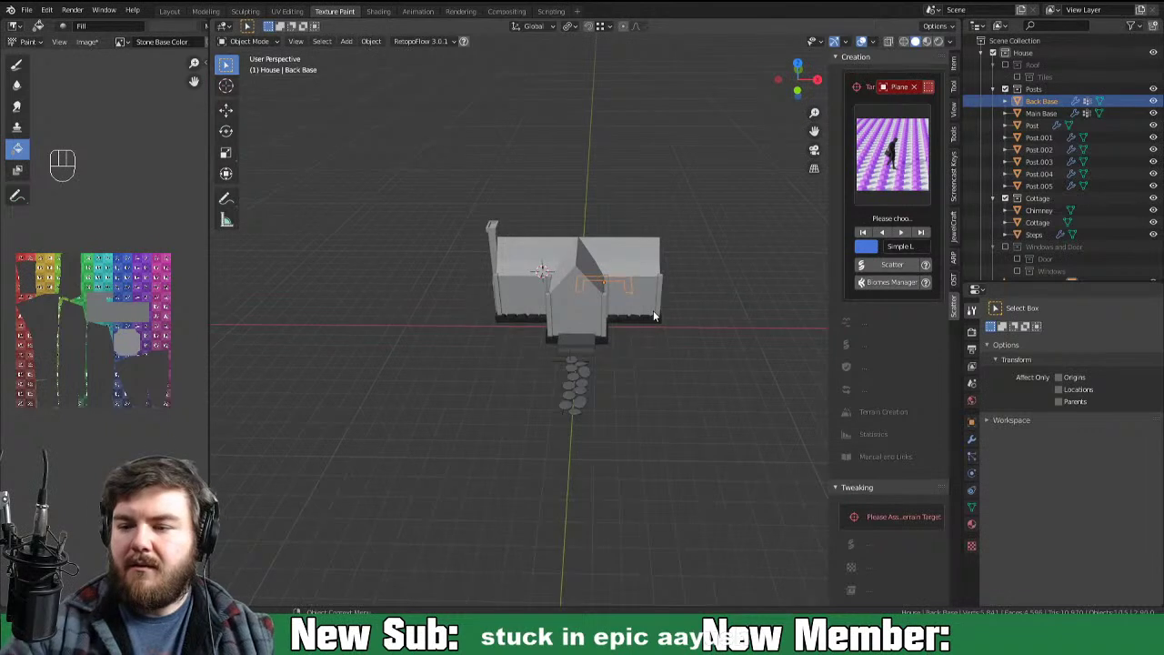
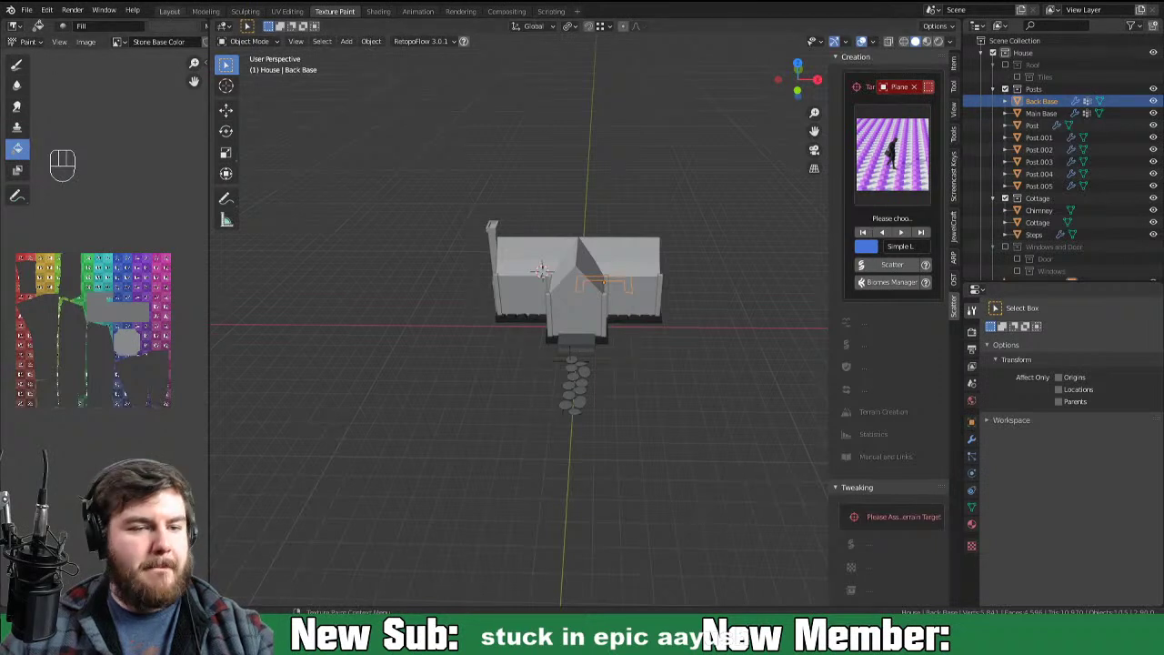
# Step: Save the cottage file and hide the properties sidebar
pyautogui.press('ctrl+s')
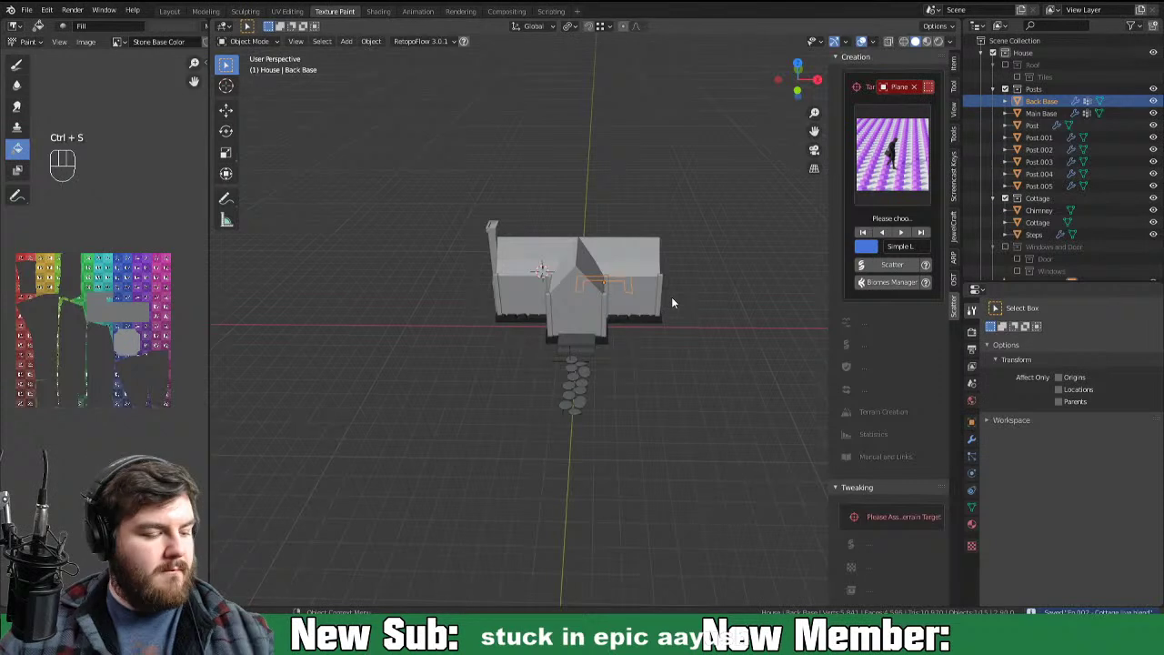
pyautogui.press('n')
pyautogui.middleClick(674, 403)
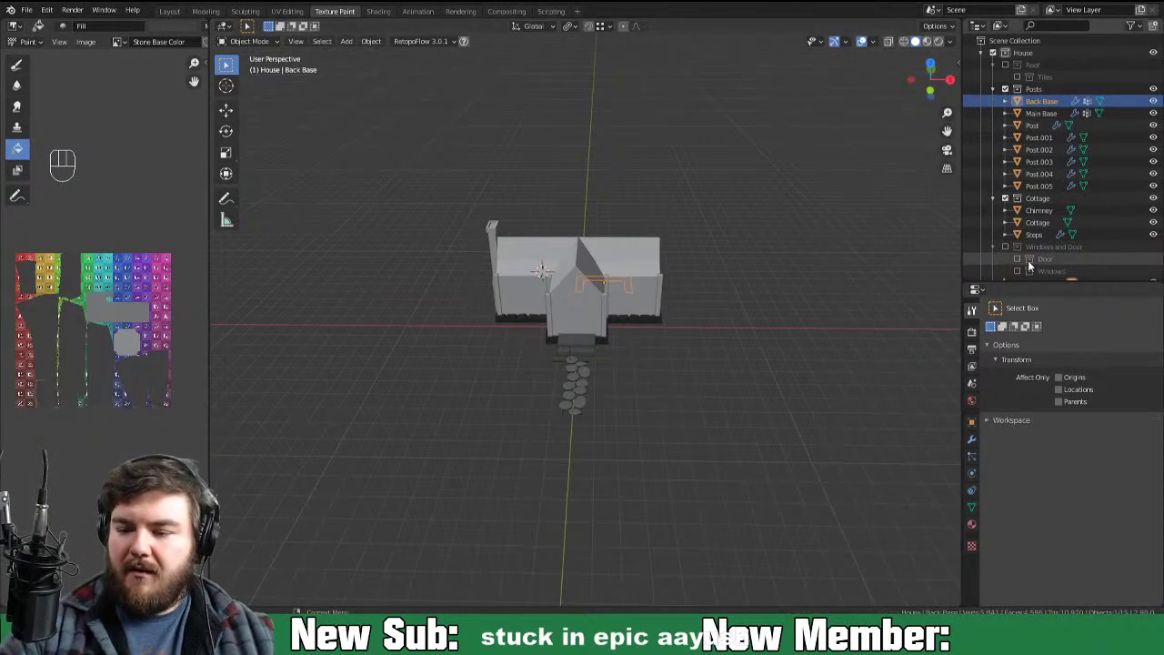
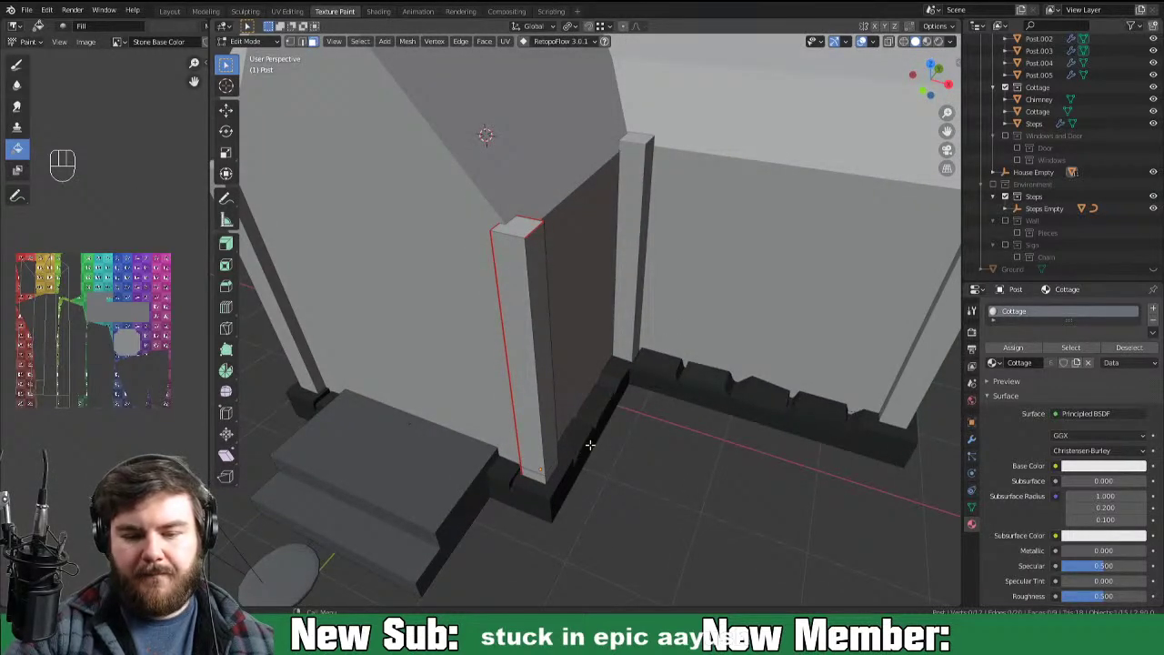
# Step: Select the whole door post mesh and unwrap its UVs
pyautogui.press('a')
pyautogui.press('u')
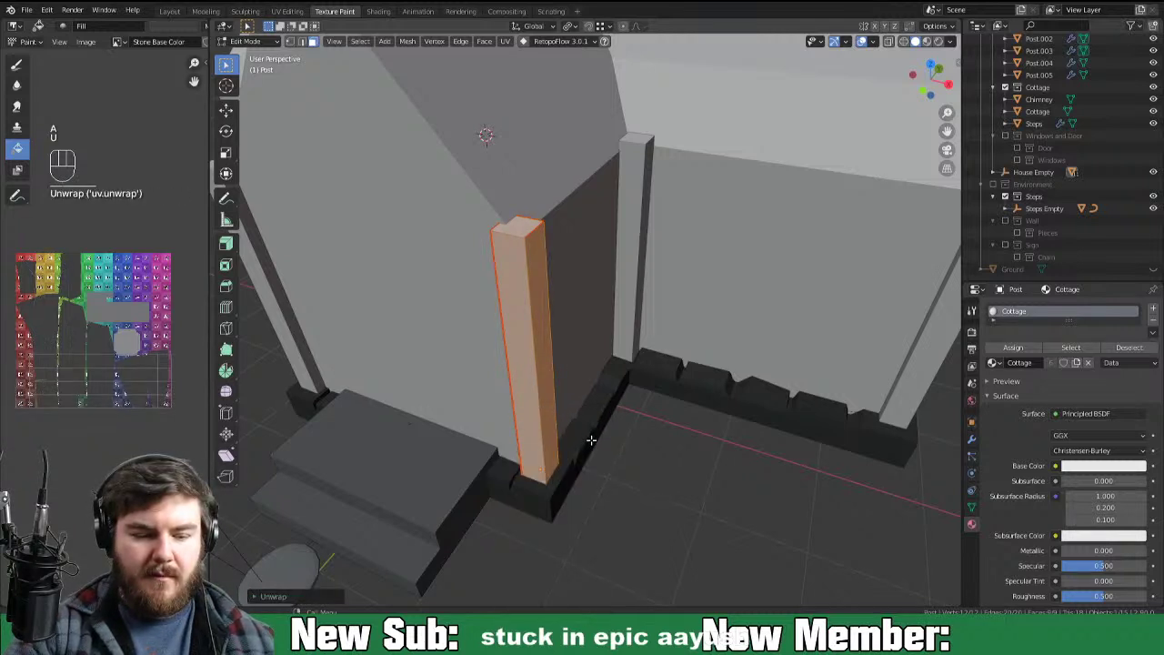
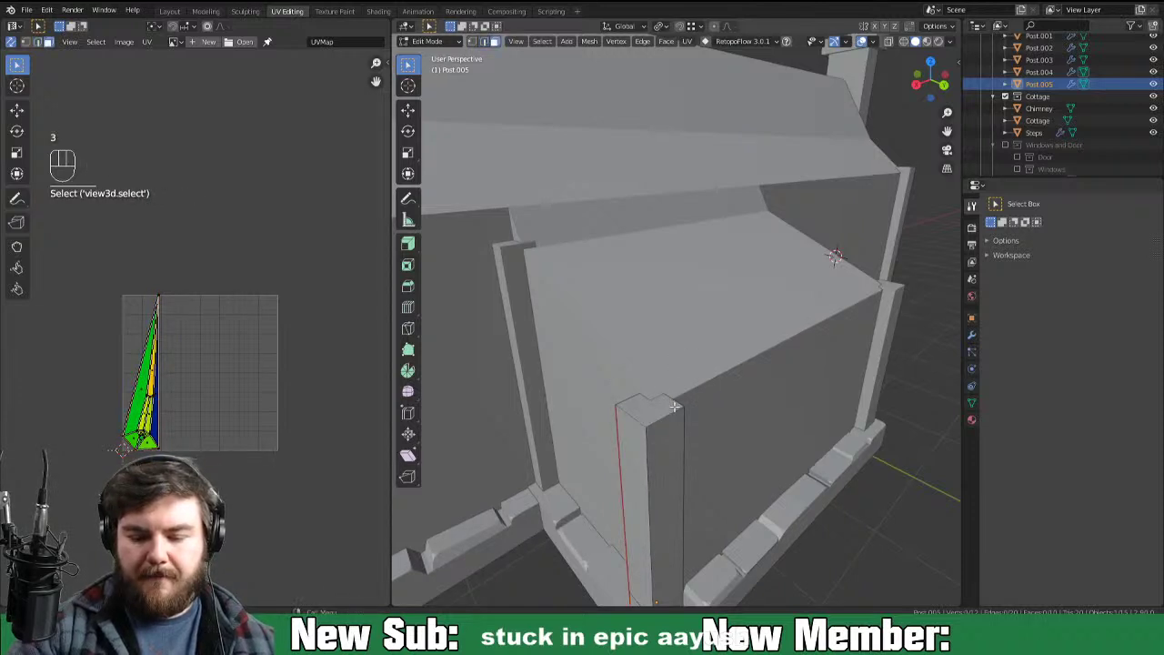
# Step: Mark seams and unwrap the posts, chimney and walls, deleting hidden roof-level faces
pyautogui.press('2')
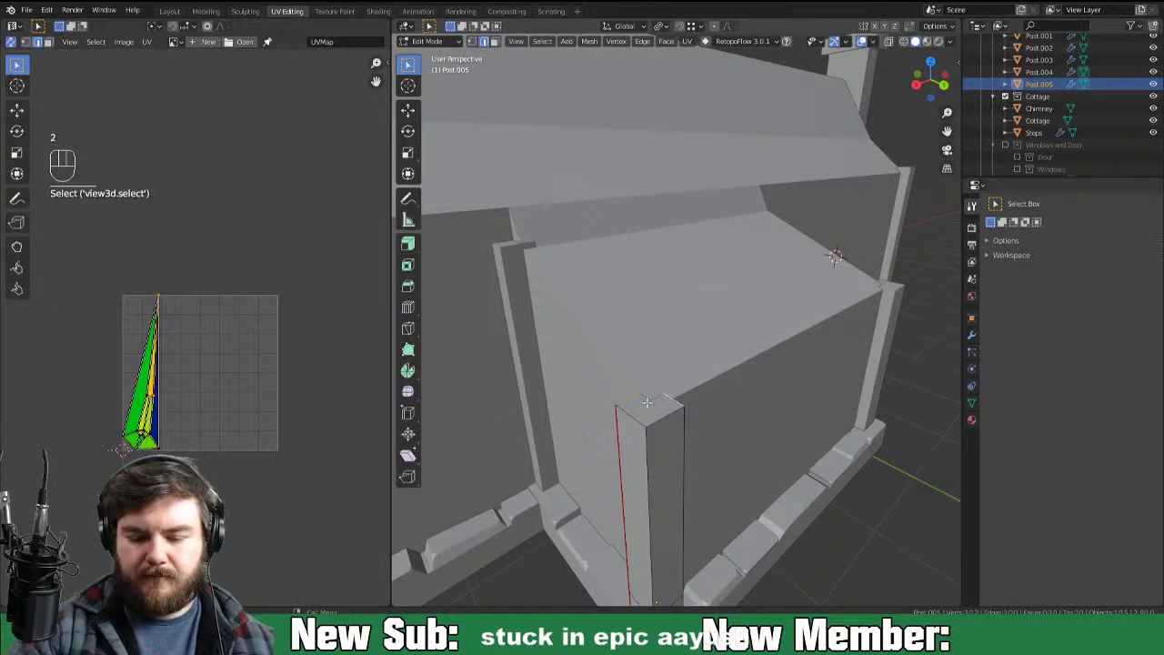
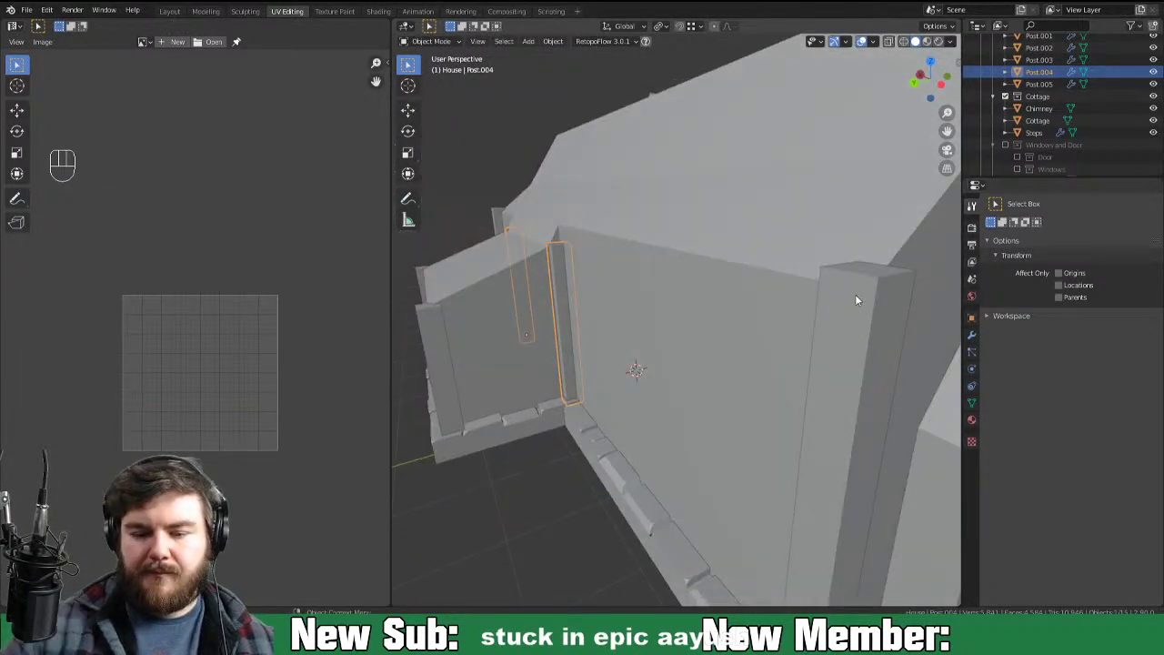
pyautogui.middleClick(666, 364)
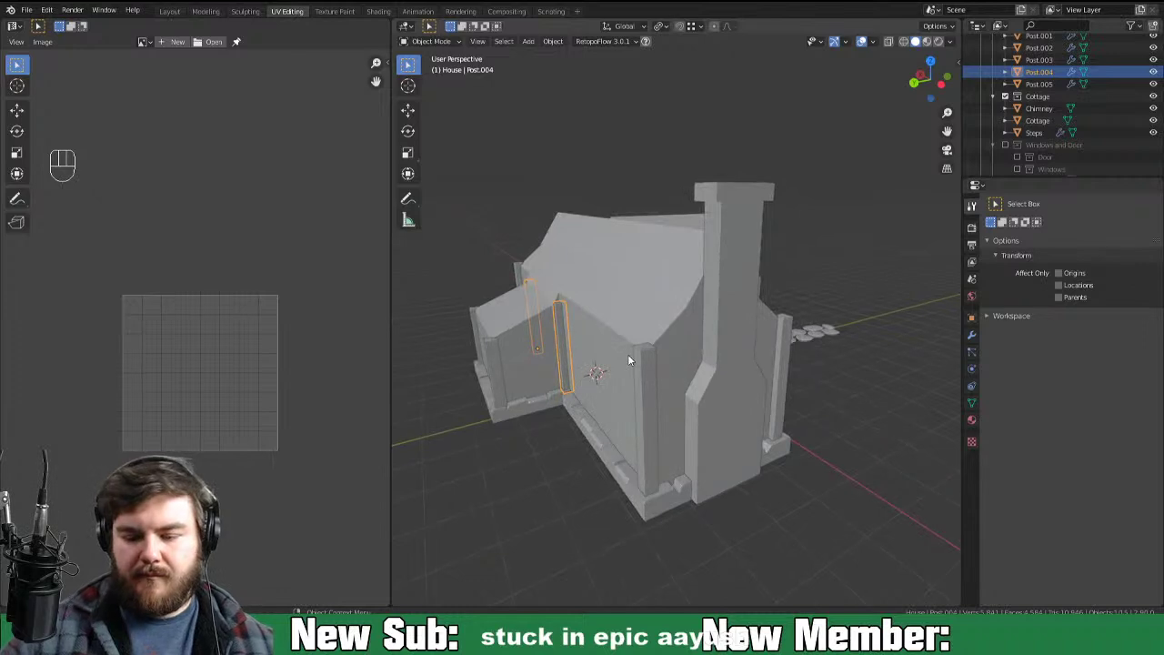
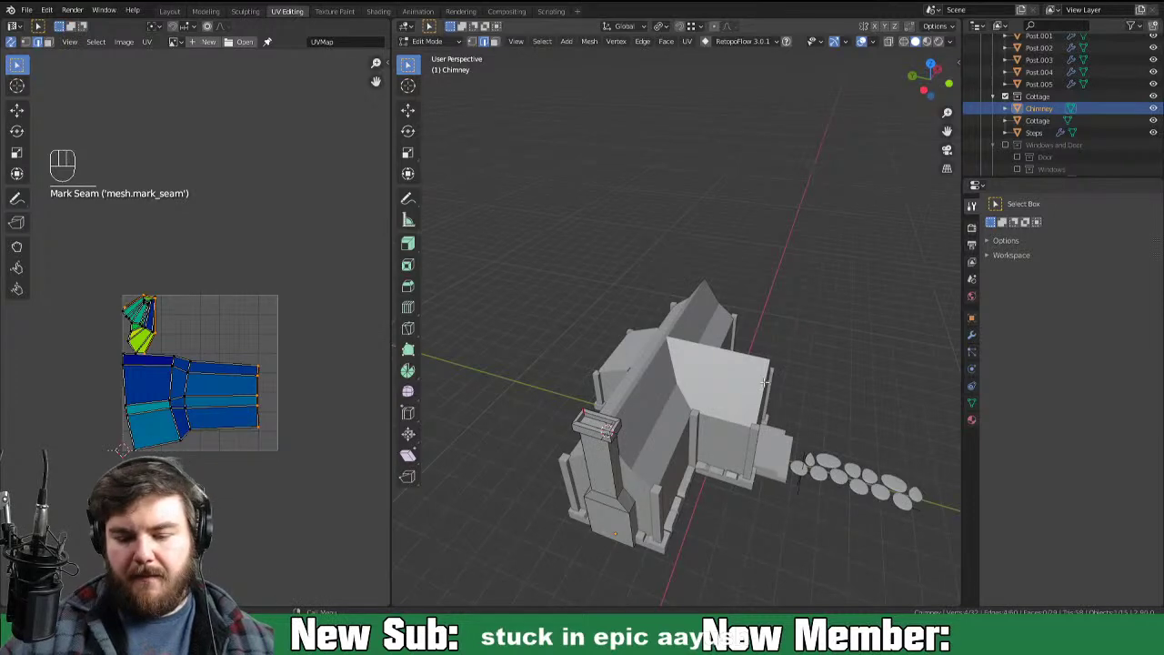
pyautogui.press('3')
pyautogui.press('KP_Decimal')
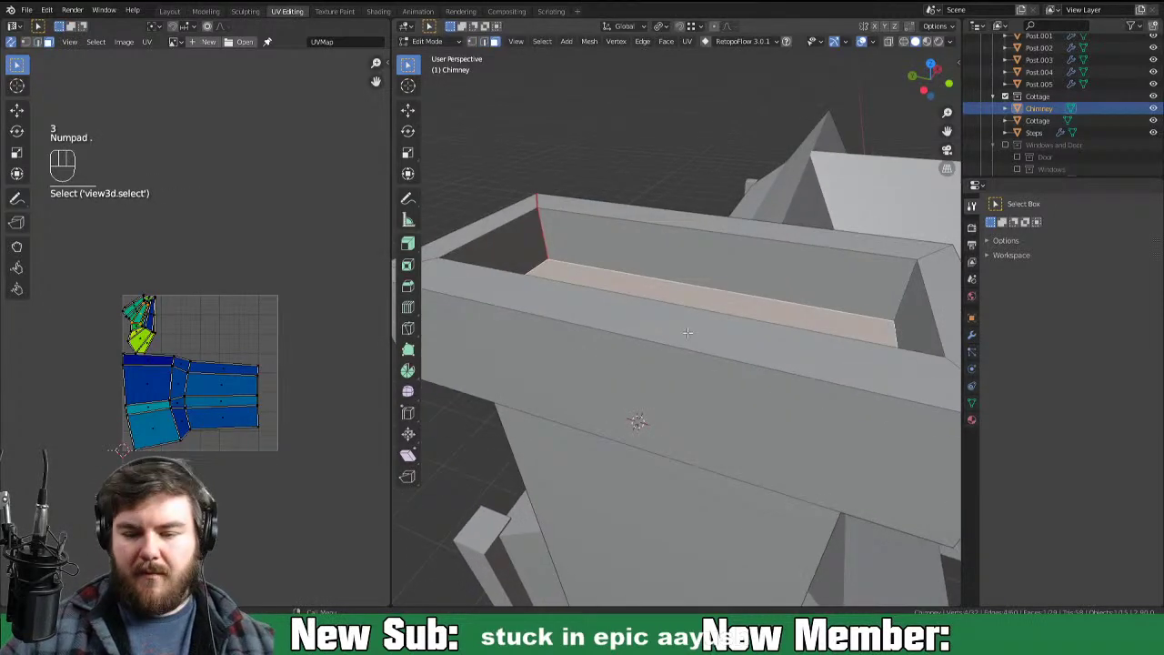
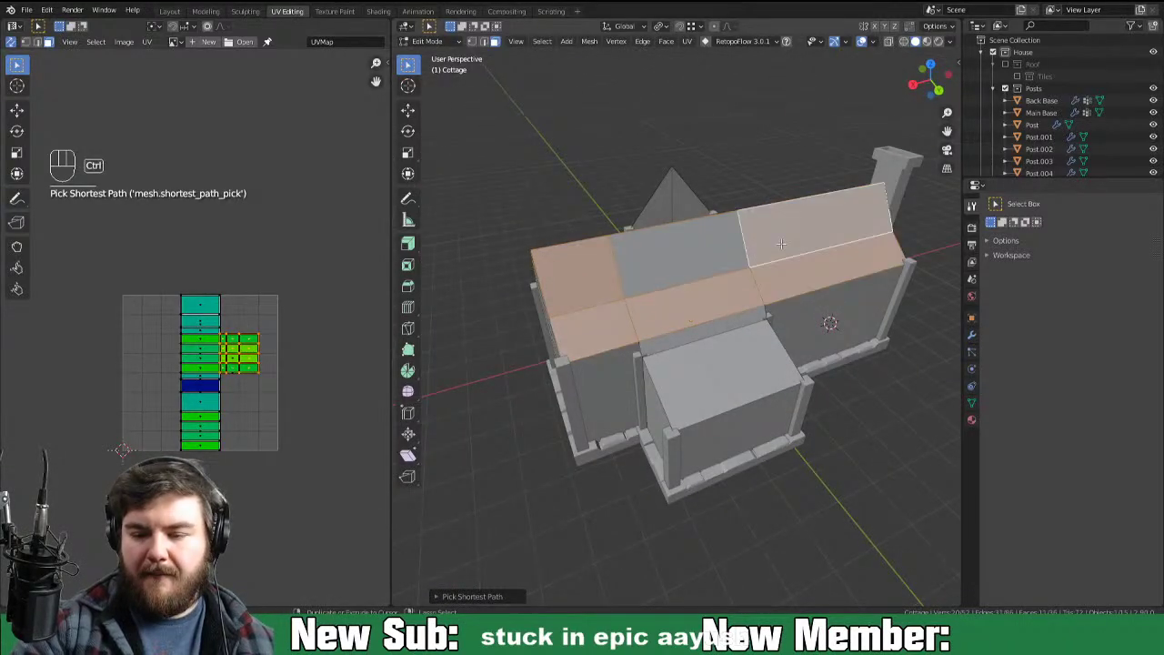
pyautogui.press('x')
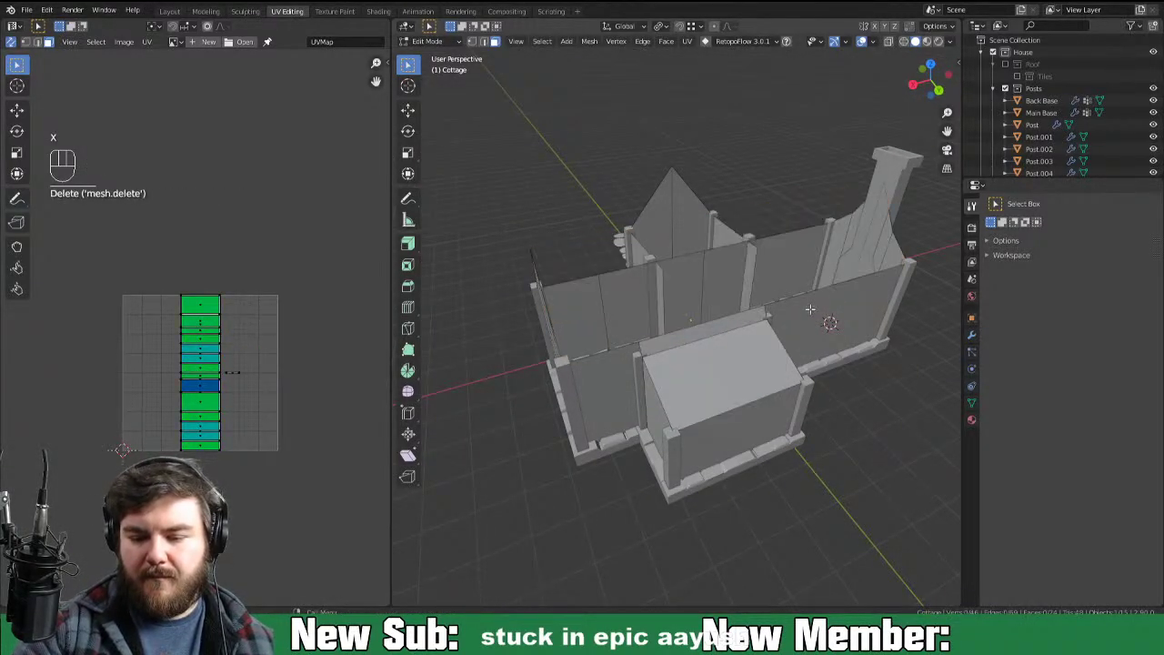
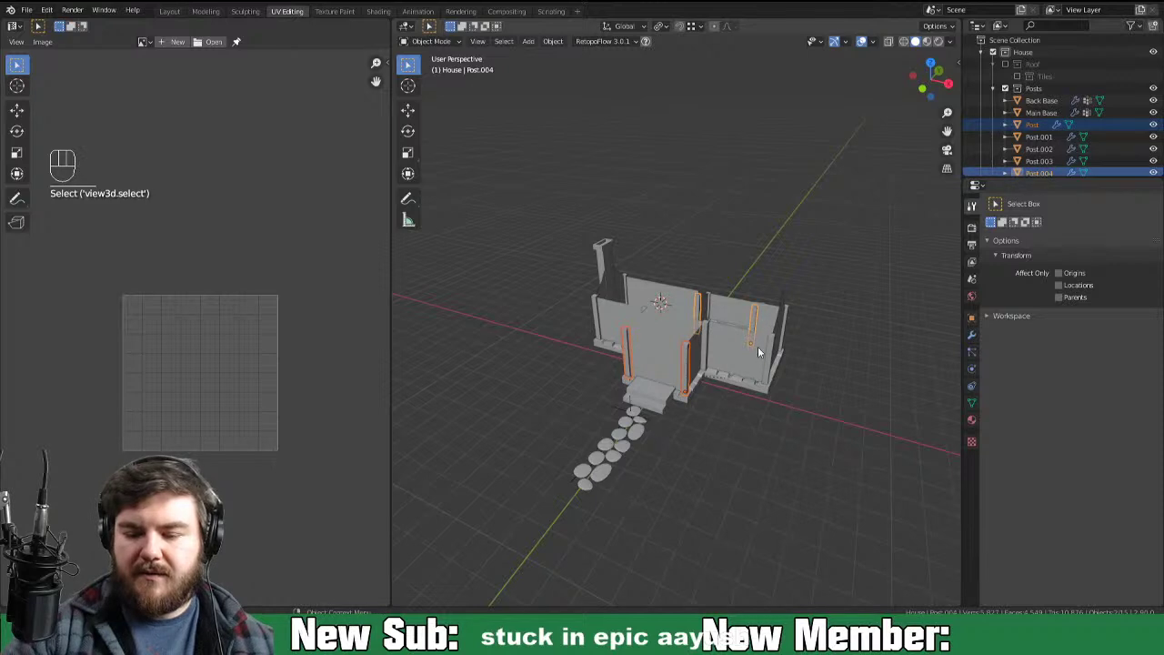
# Step: Unwrap the chimney and cottage pieces together into one UV layout
pyautogui.click(744, 348)
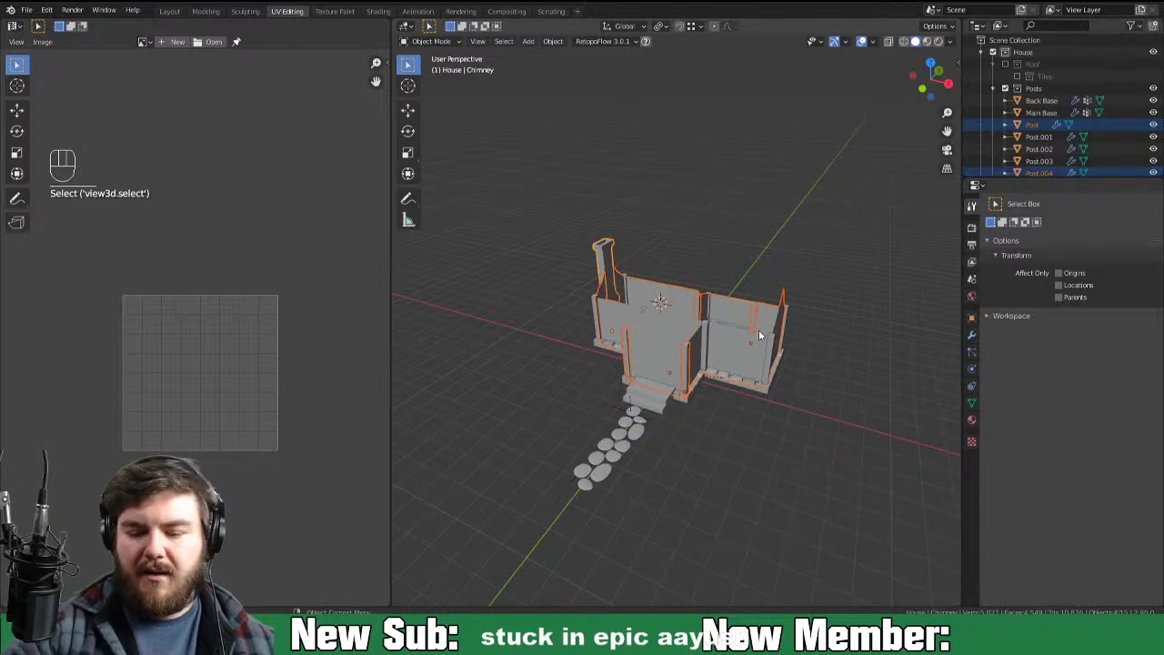
pyautogui.press('Tab')
pyautogui.press('a')
pyautogui.press('y')
pyautogui.press('u')
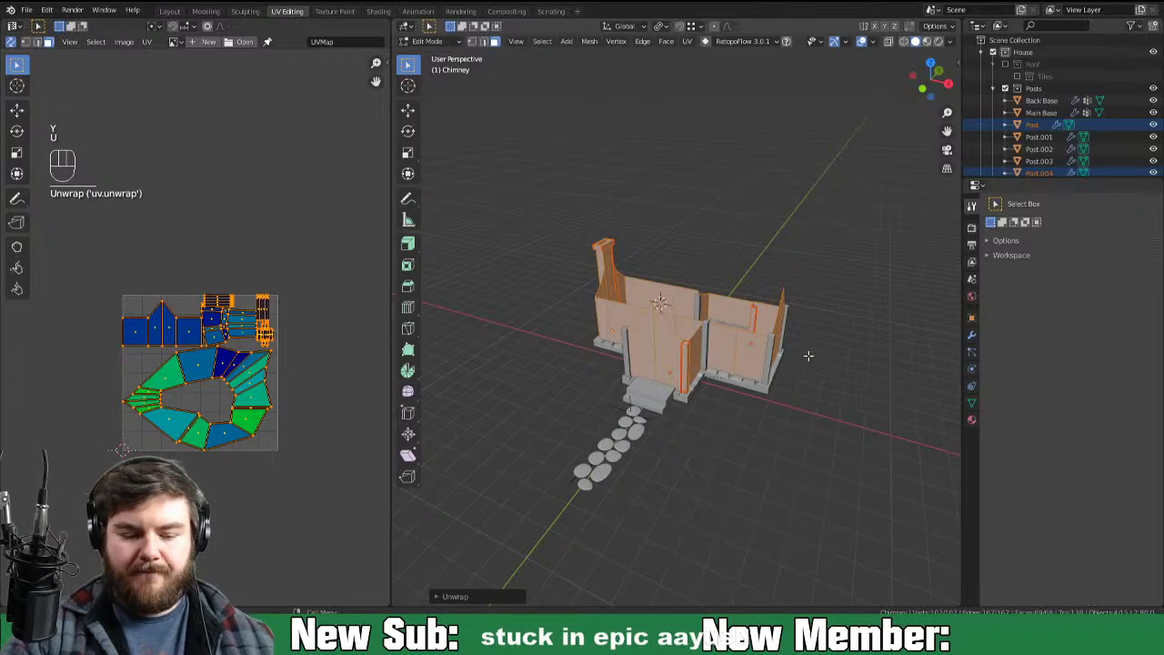
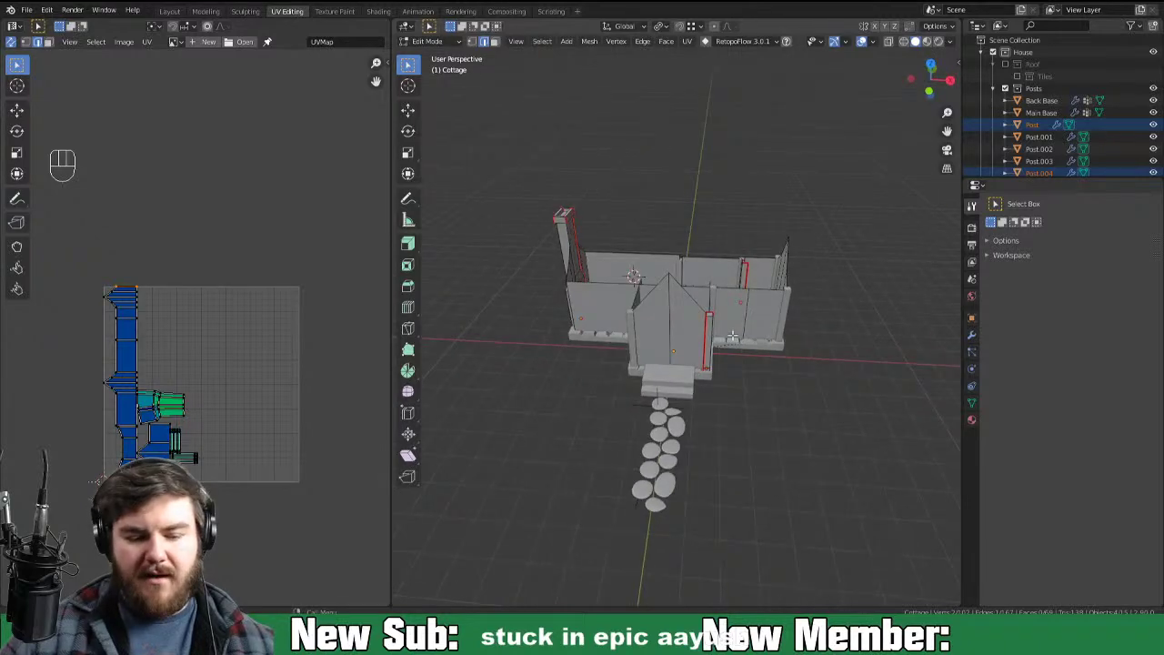
pyautogui.press('Tab')
# Step: Re-unwrap all pieces and pack the UV islands with rotation allowed and a small margin
pyautogui.moveTo(814, 350); pyautogui.dragTo(796, 336)
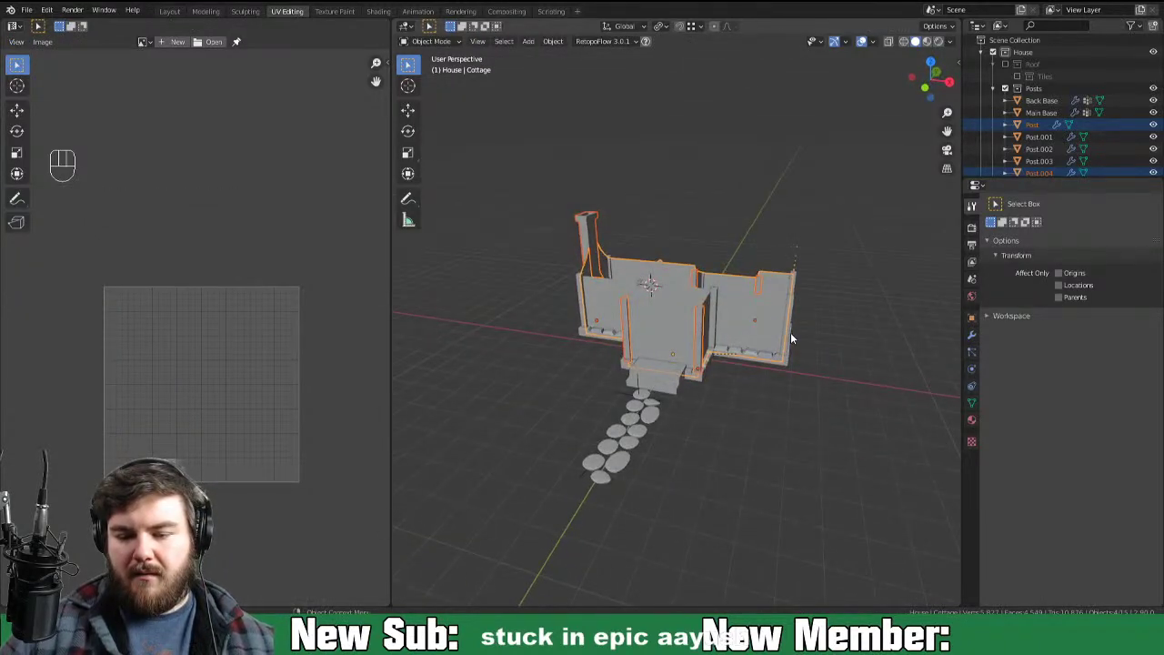
pyautogui.press('Tab')
pyautogui.press('a')
pyautogui.press('u')
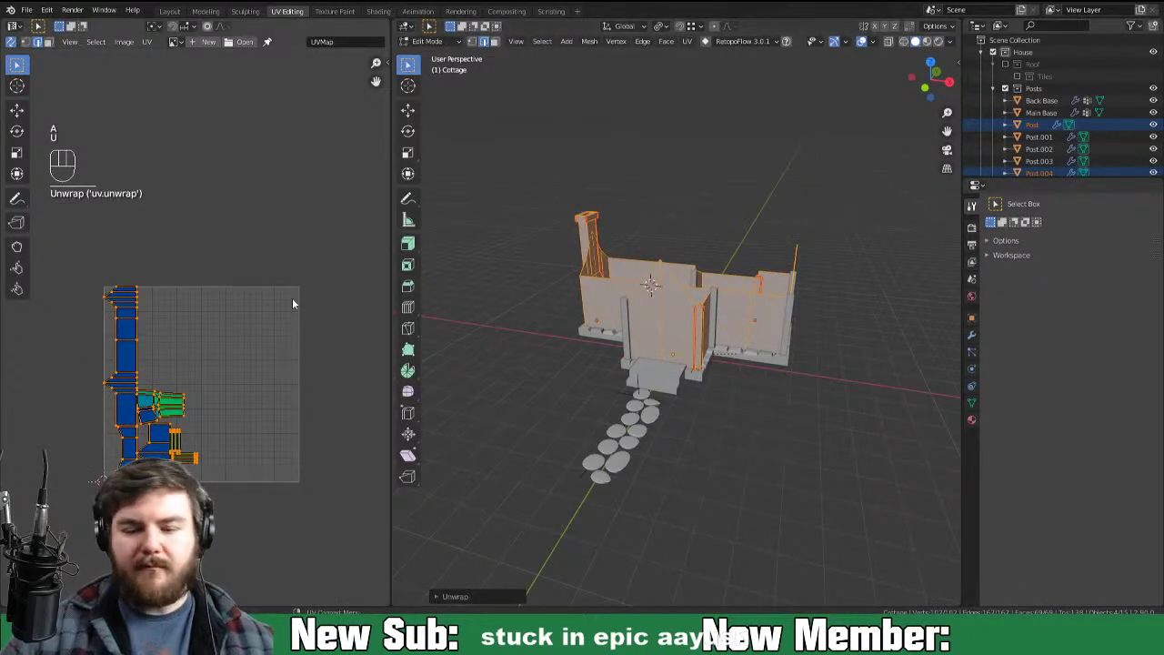
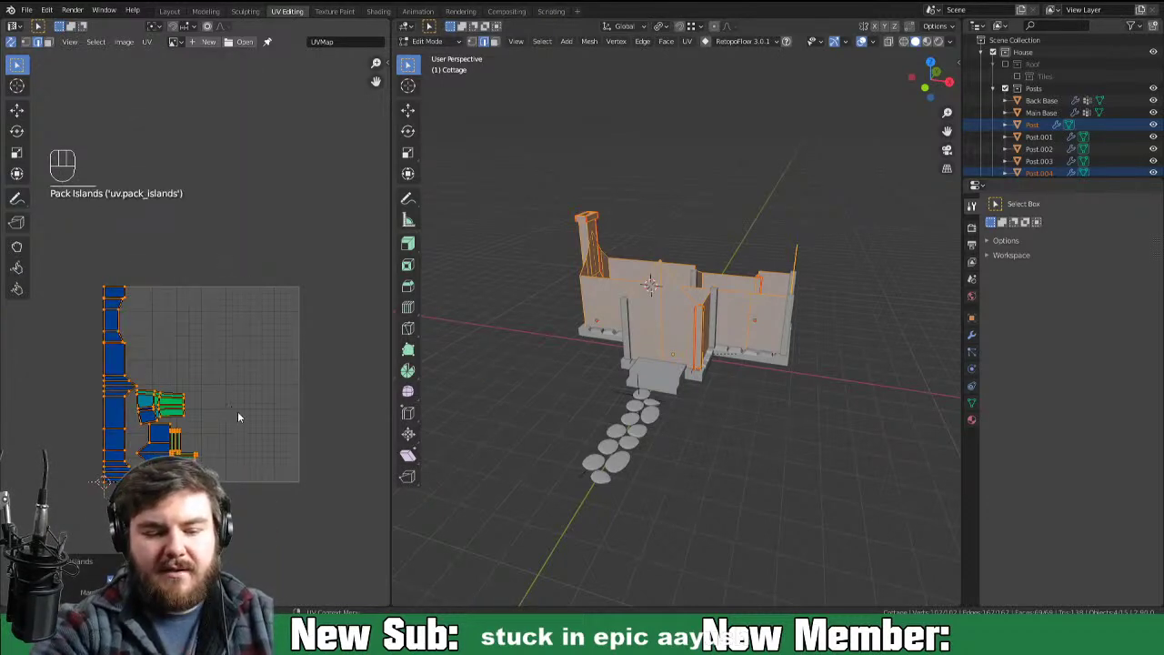
pyautogui.moveTo(156, 41); pyautogui.dragTo(237, 269)
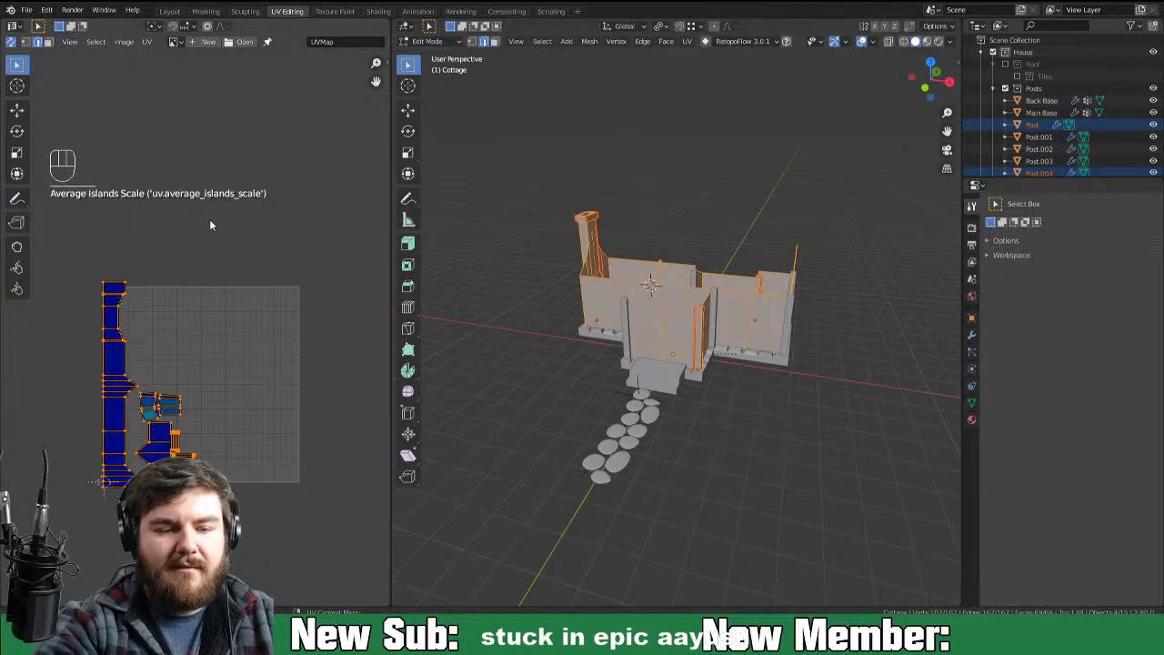
pyautogui.moveTo(150, 41); pyautogui.dragTo(212, 252)
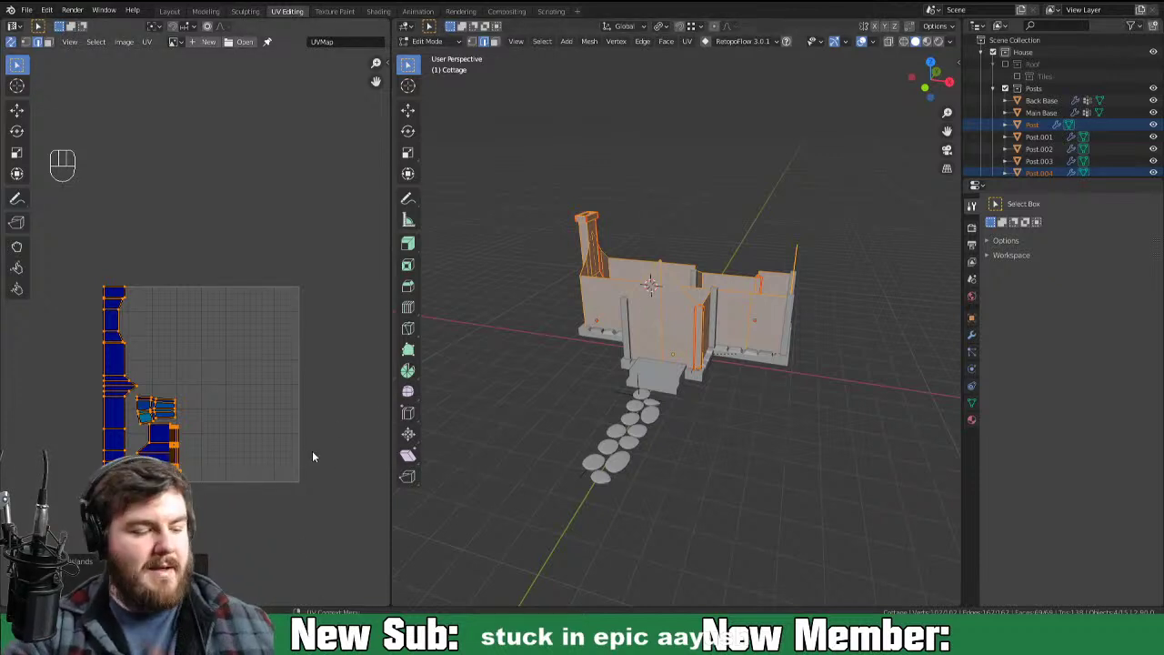
pyautogui.press('F9')
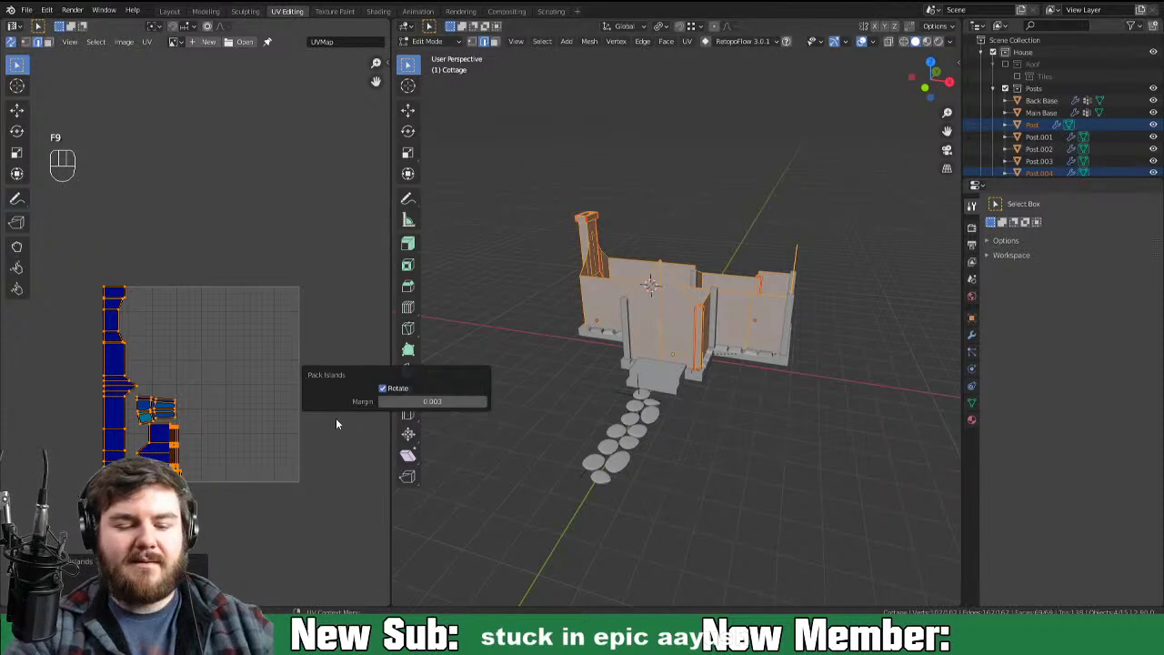
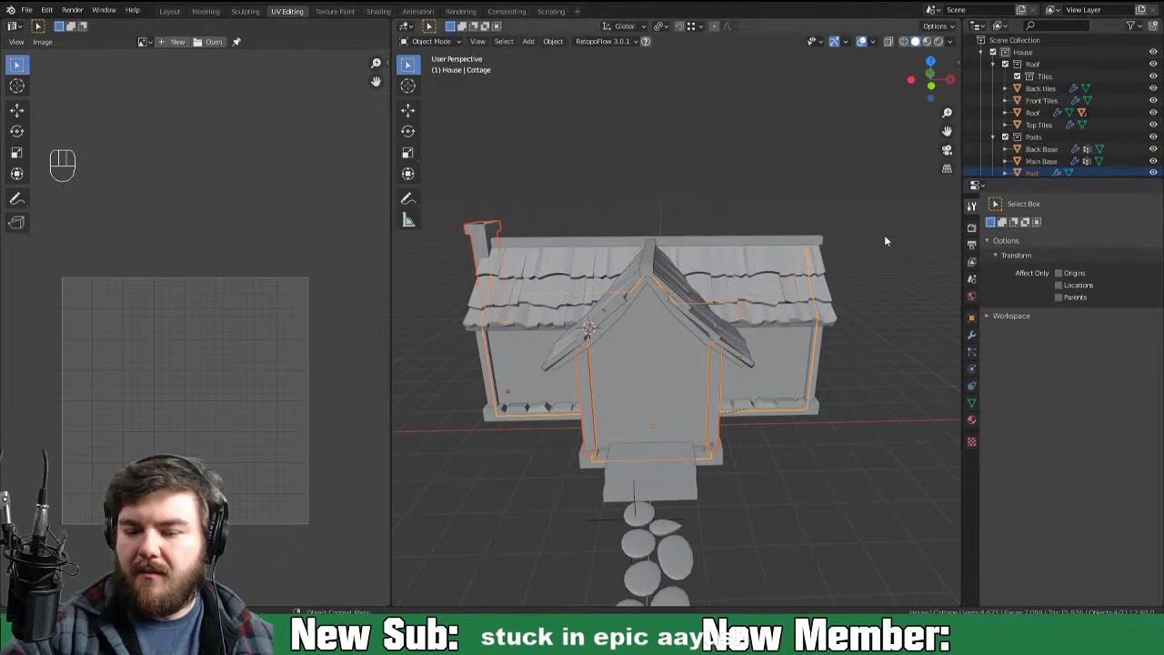
# Step: Give the Roof the cottage material and unwrap it into the combined UV layout
pyautogui.click(781, 307)
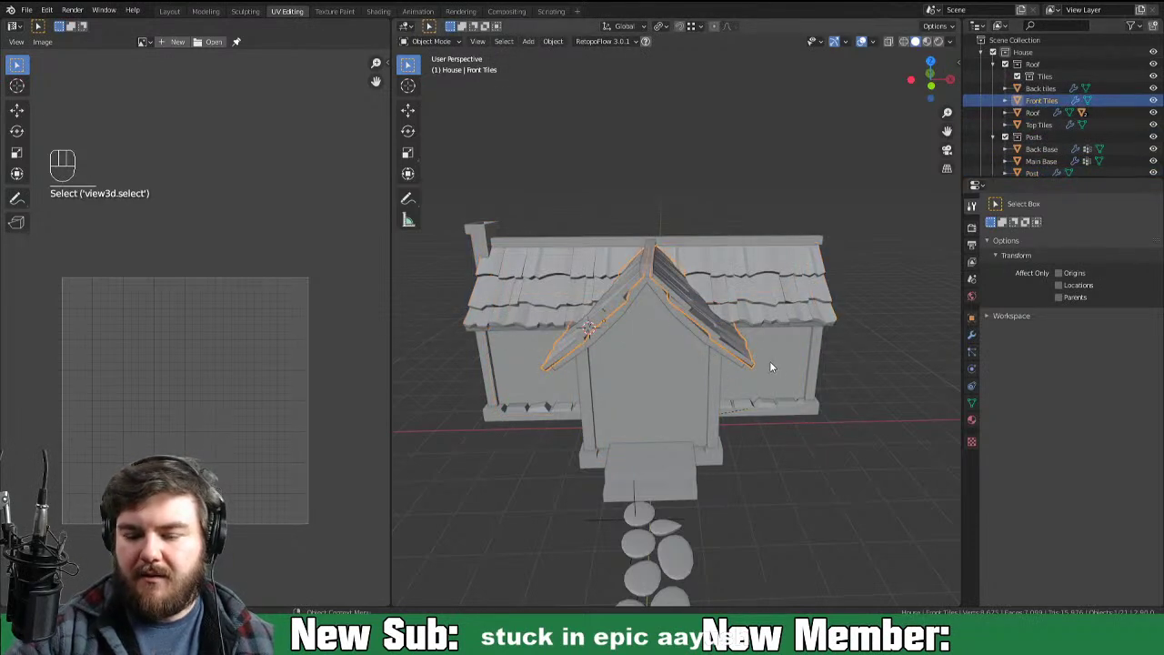
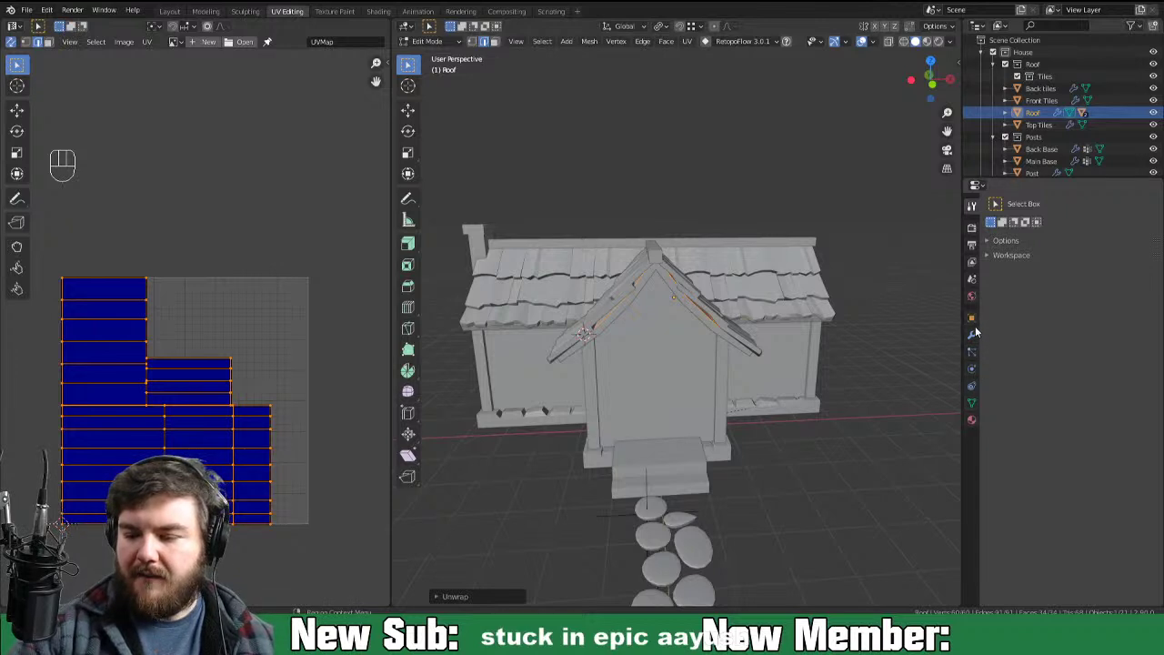
pyautogui.click(977, 431)
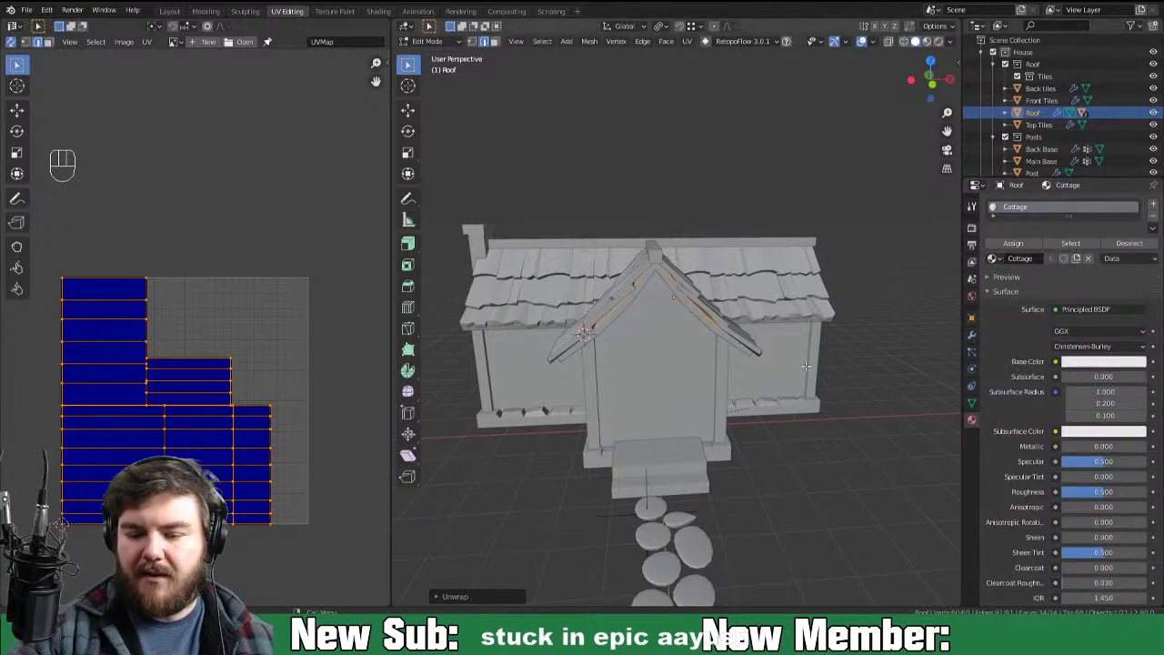
pyautogui.press('Tab')
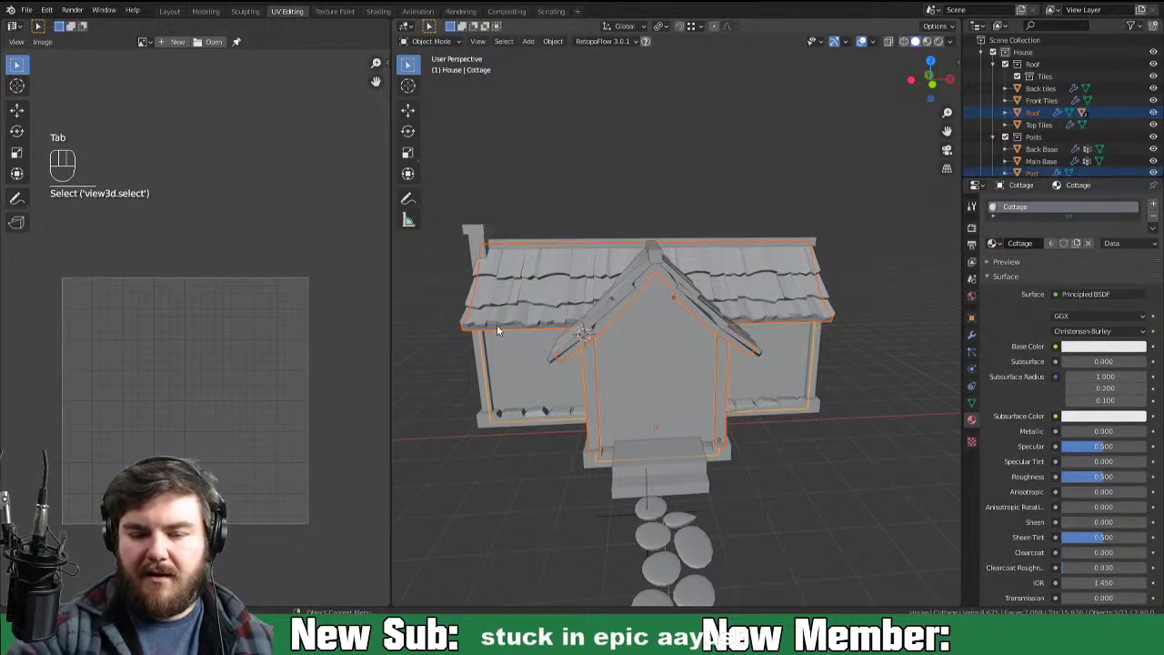
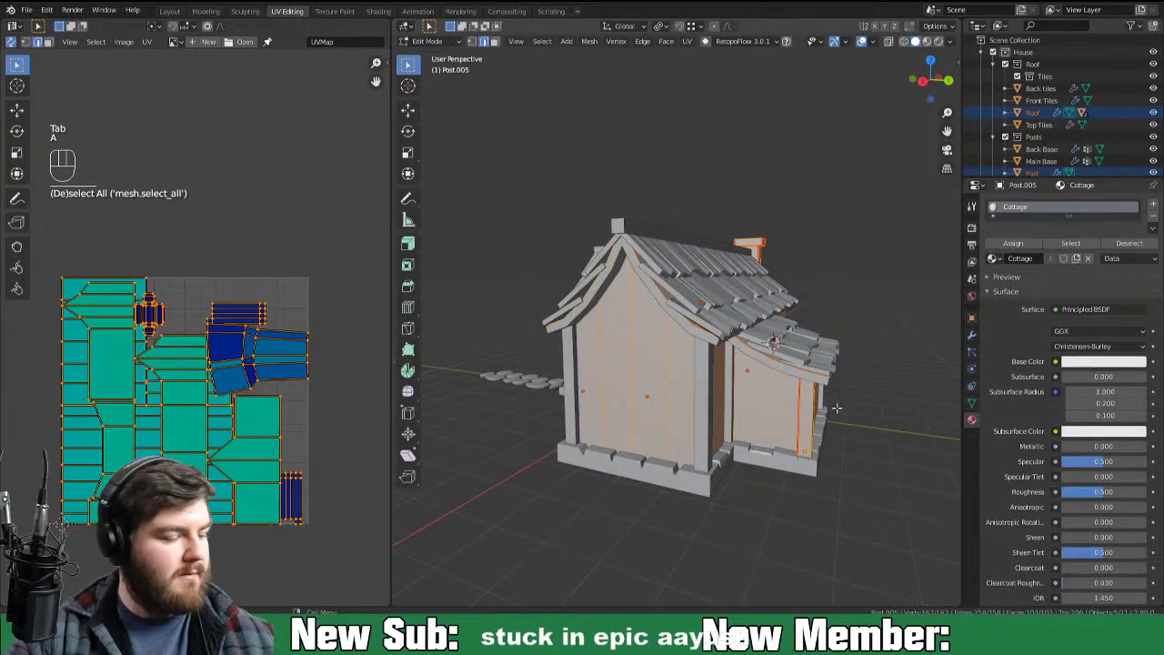
pyautogui.press('u')
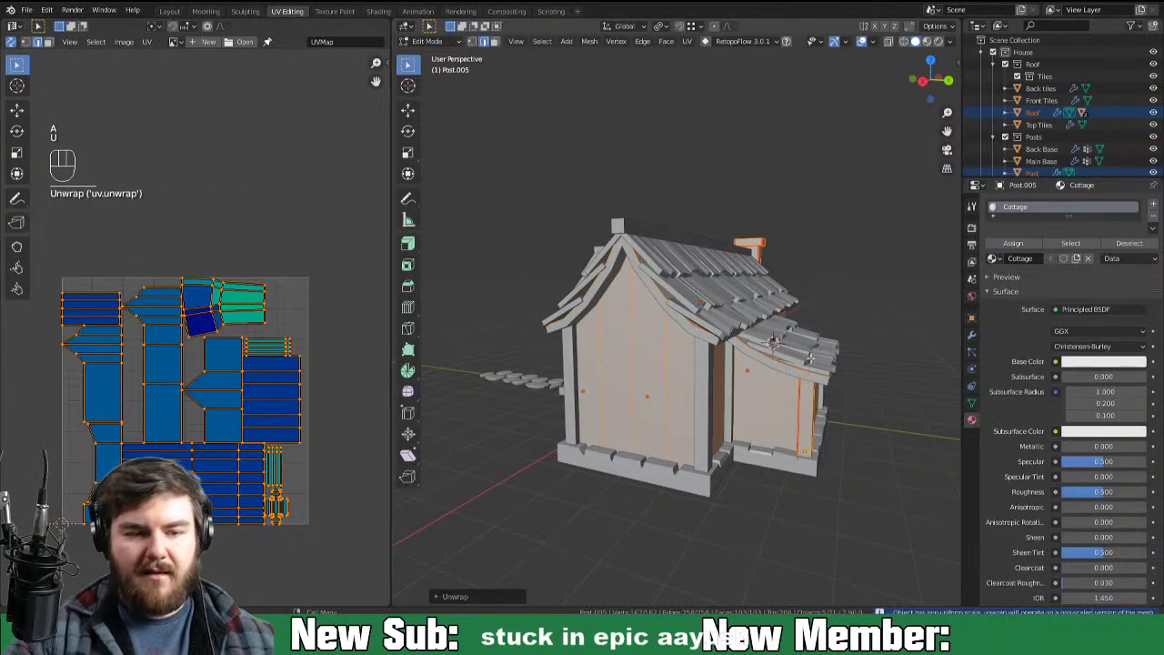
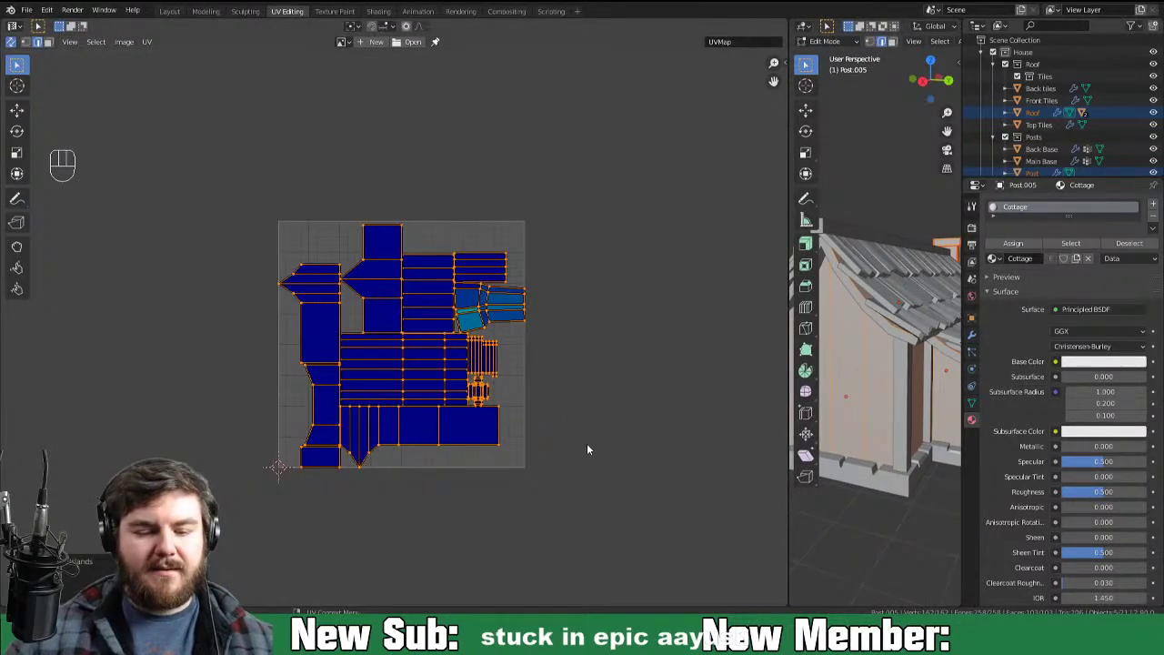
# Step: Rotate the long strip and small island ninety degrees and move them inside the UV square
pyautogui.press('3')
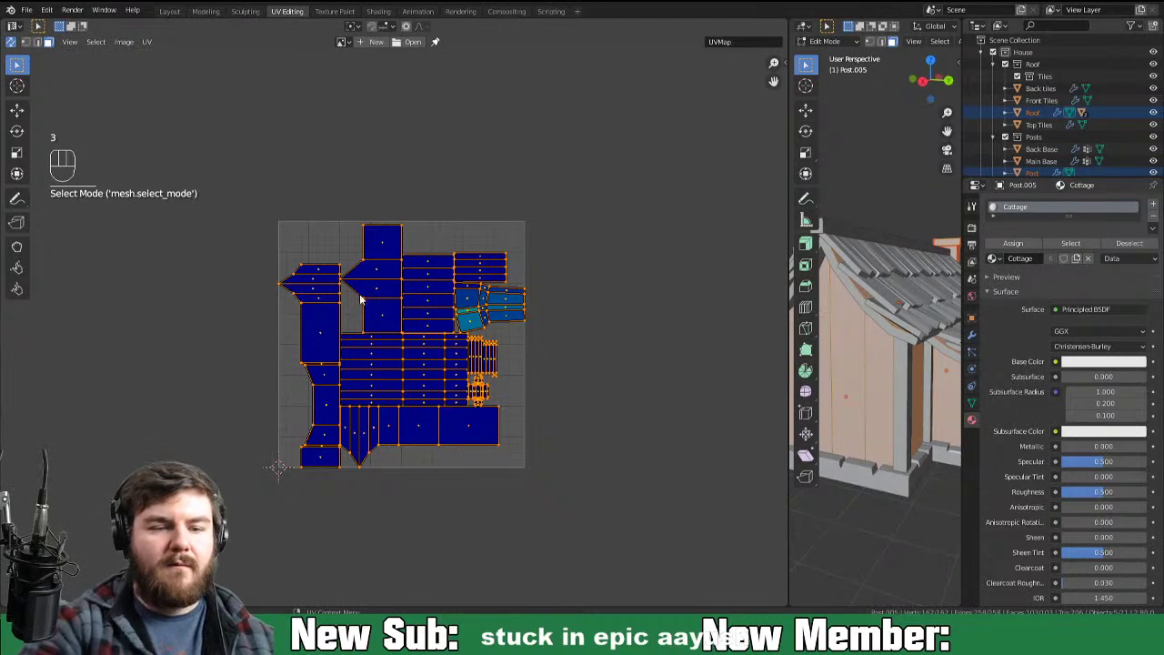
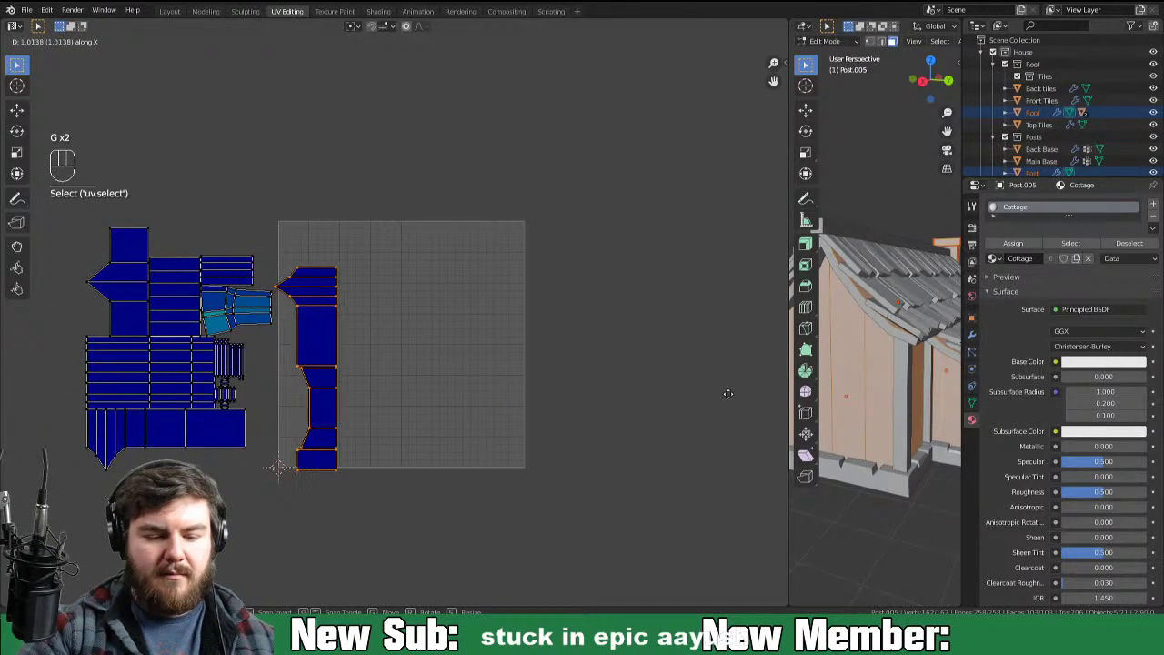
pyautogui.press('r')
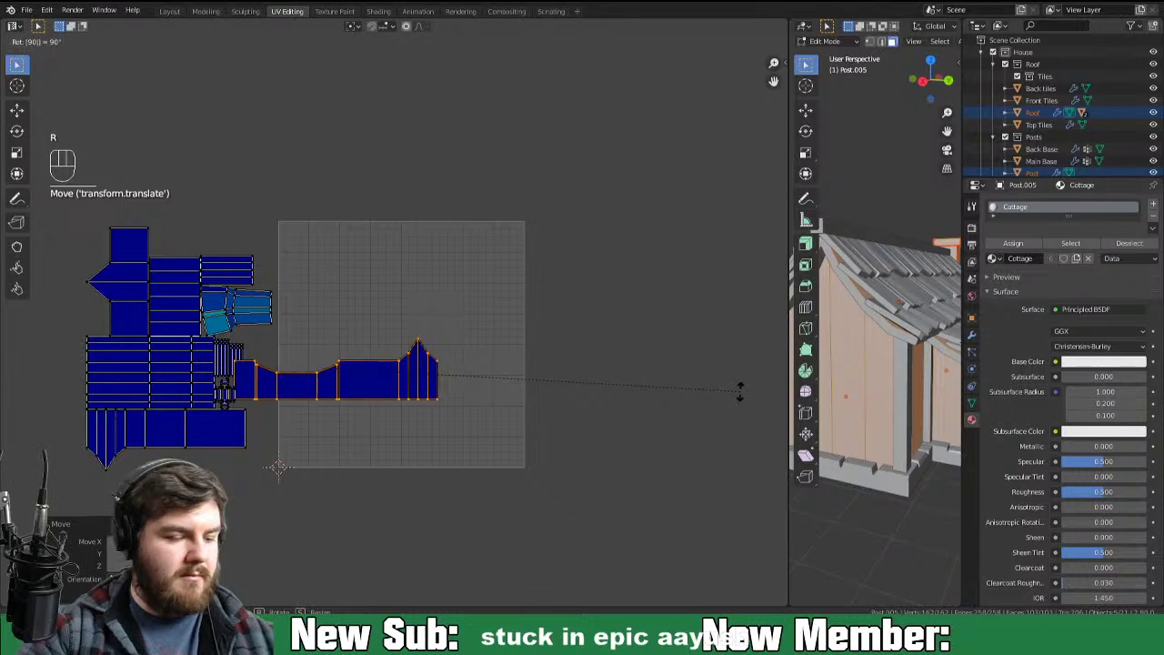
pyautogui.press('g')
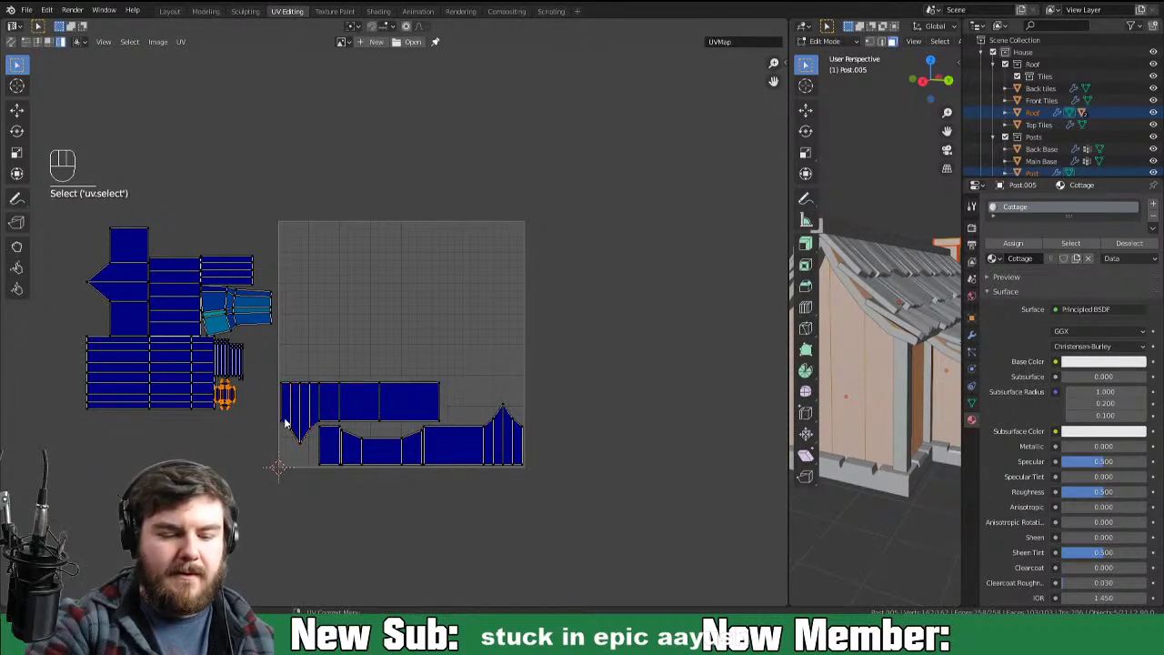
pyautogui.press('g')
pyautogui.press('r')
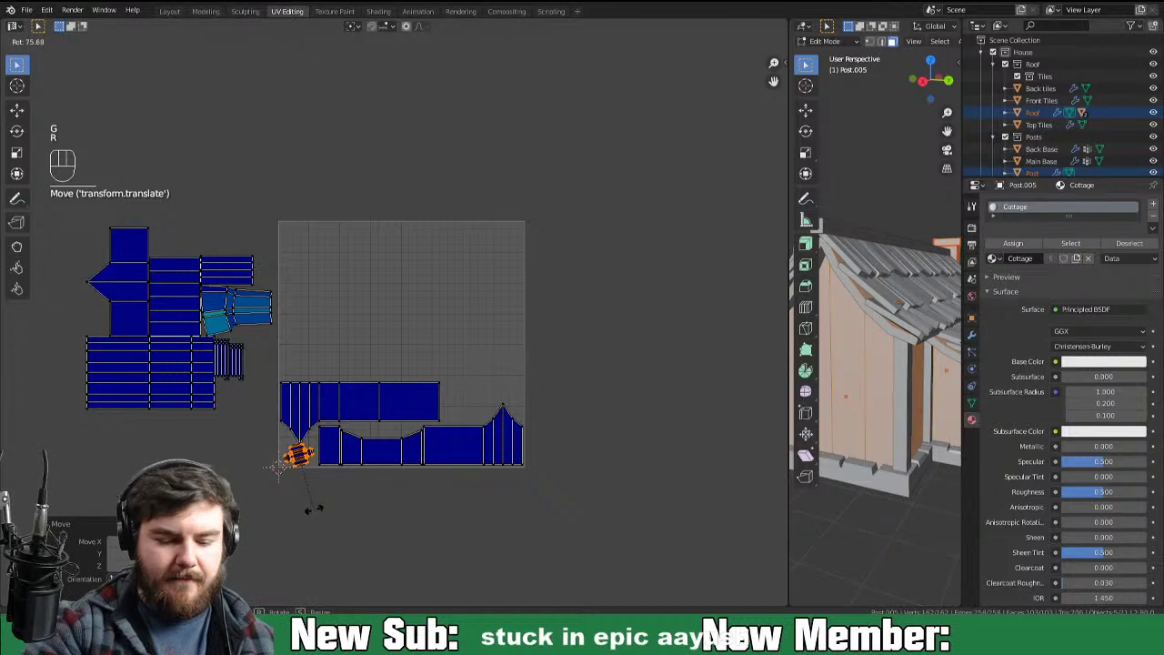
pyautogui.press('g')
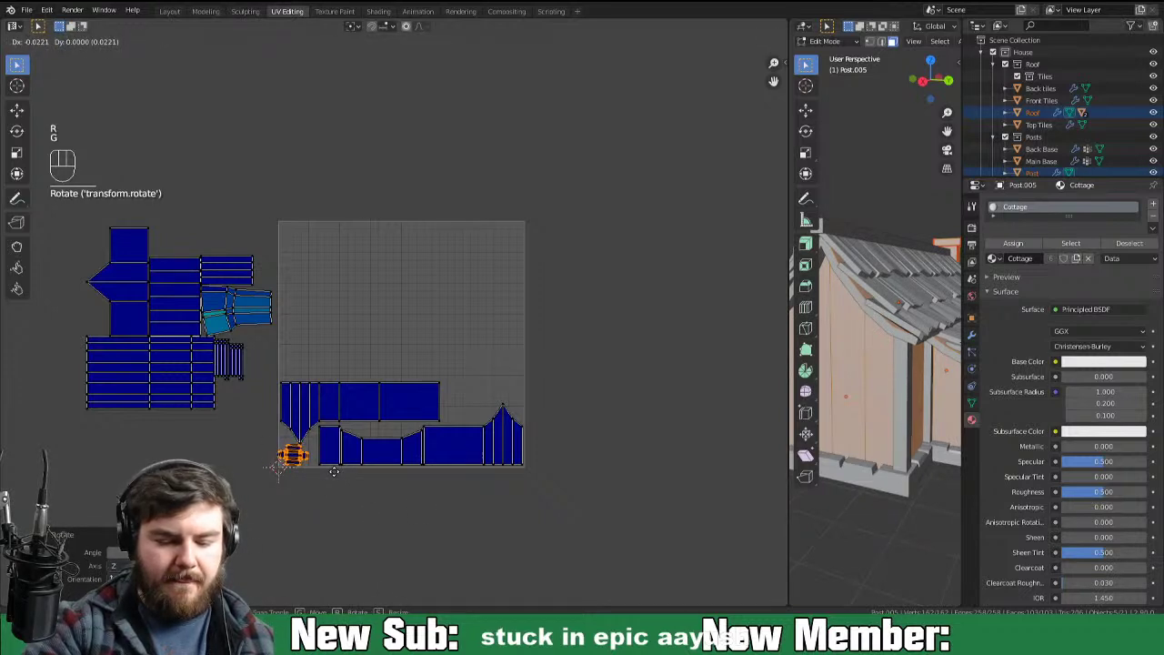
pyautogui.press('ctrl+=')
pyautogui.press('ctrl+=')
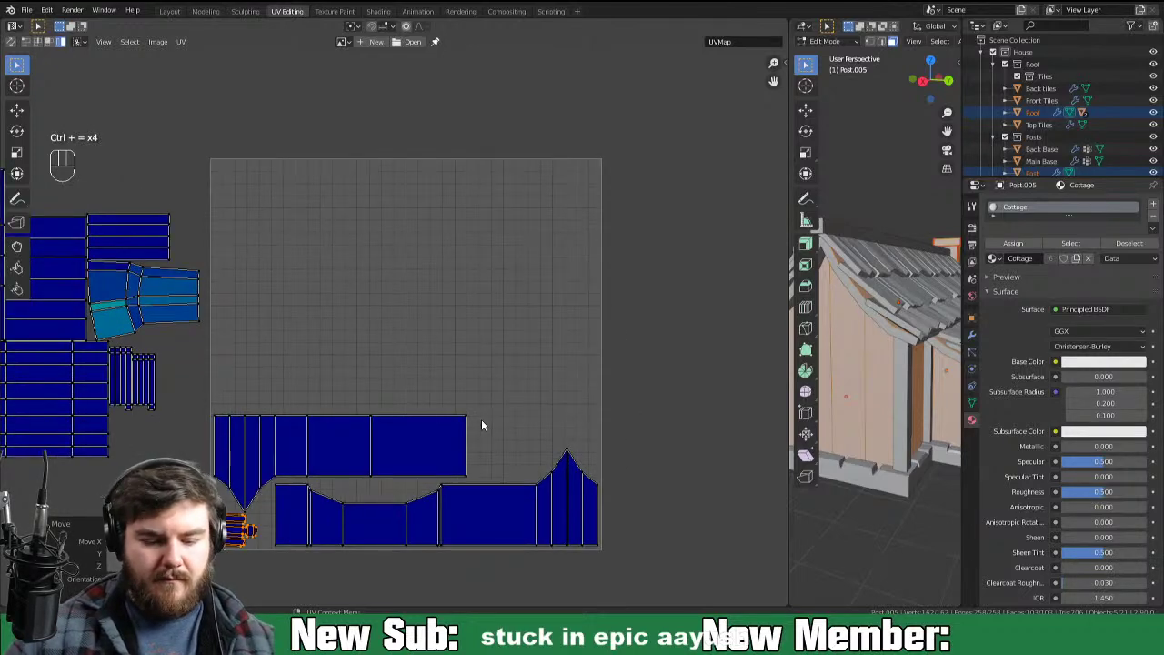
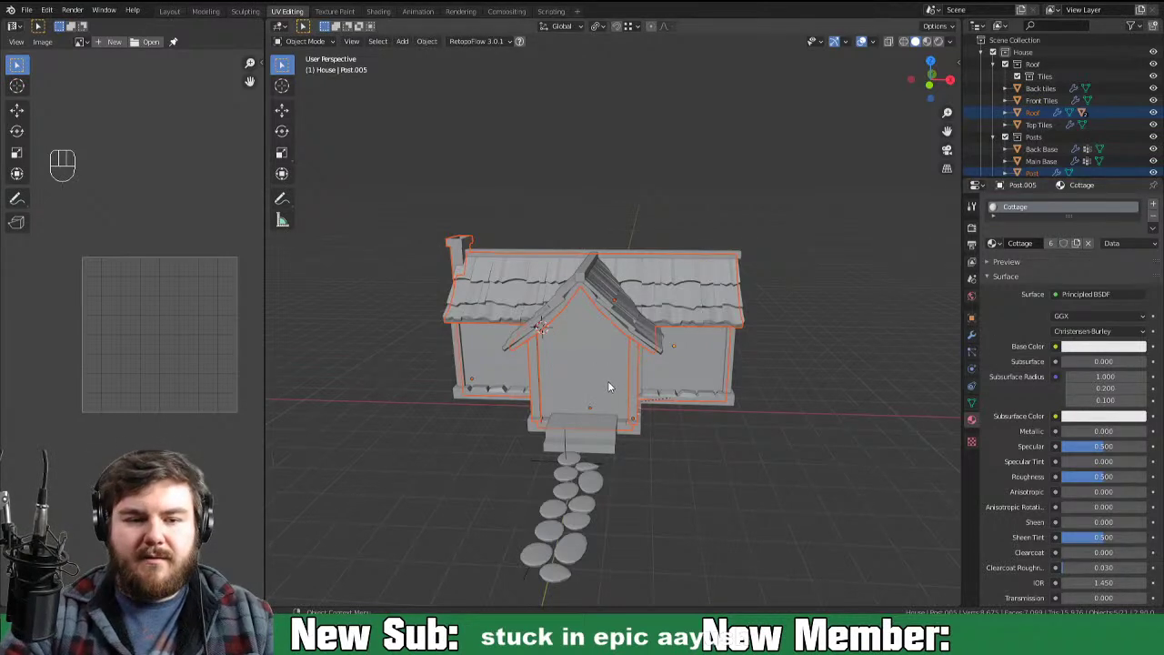
# Step: Bring the cottage into Texture Paint with the Cottage Base Color grid and Plaster palette
pyautogui.click(608, 391)
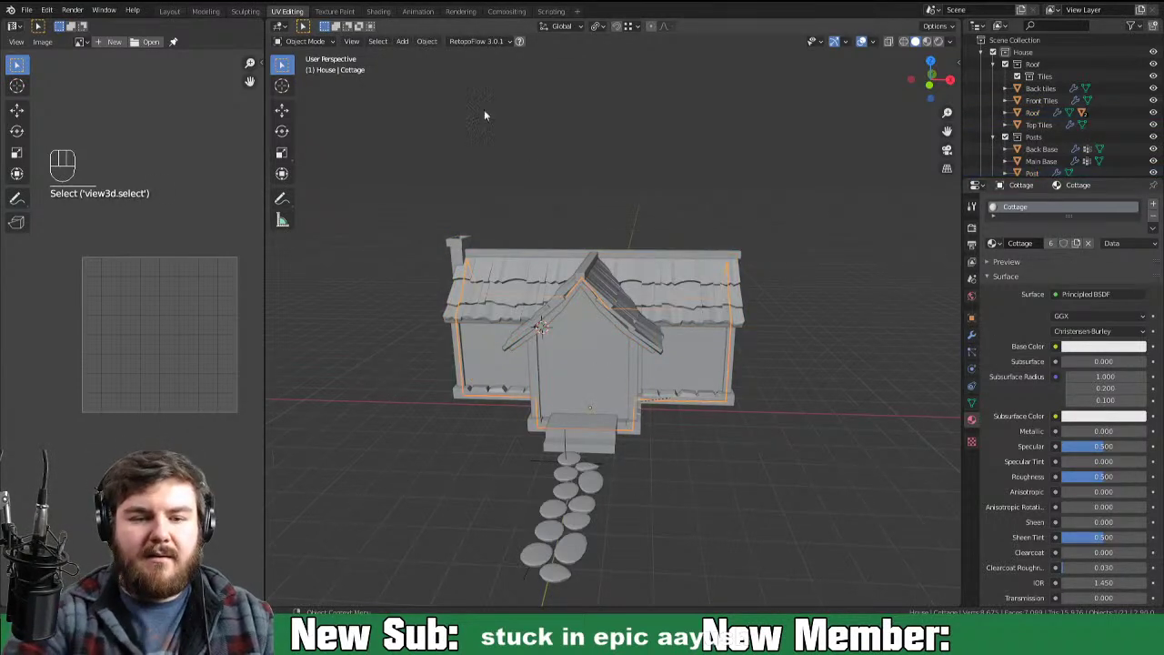
pyautogui.click(352, 23)
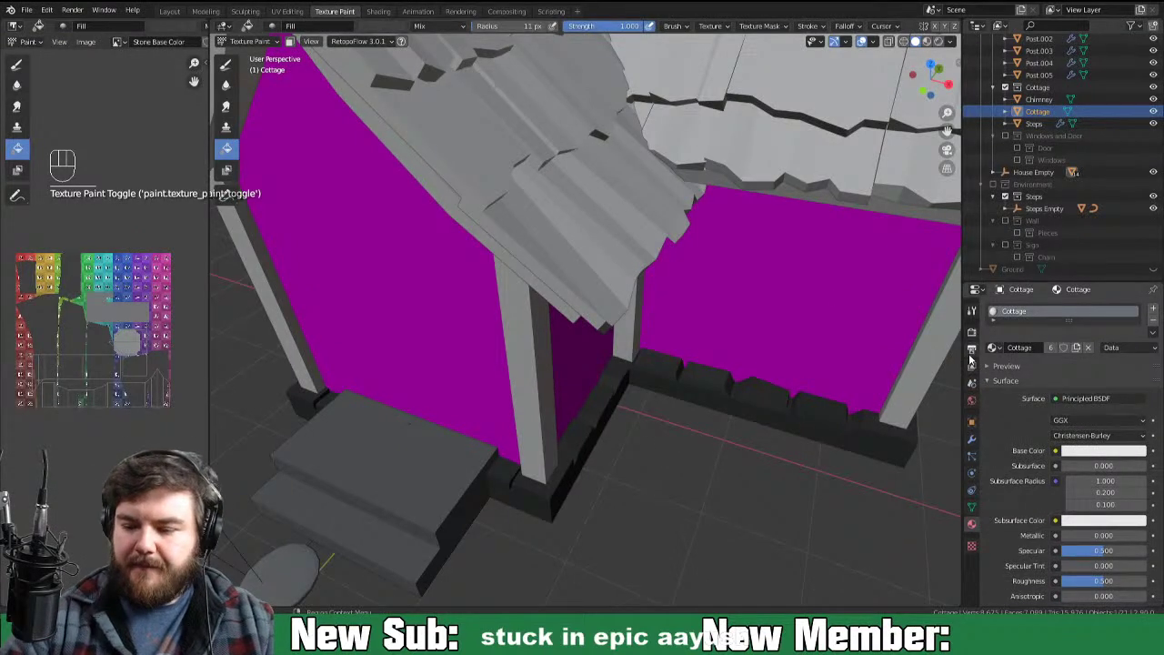
pyautogui.moveTo(977, 317); pyautogui.dragTo(1012, 324)
pyautogui.moveTo(1157, 377); pyautogui.dragTo(1053, 512)
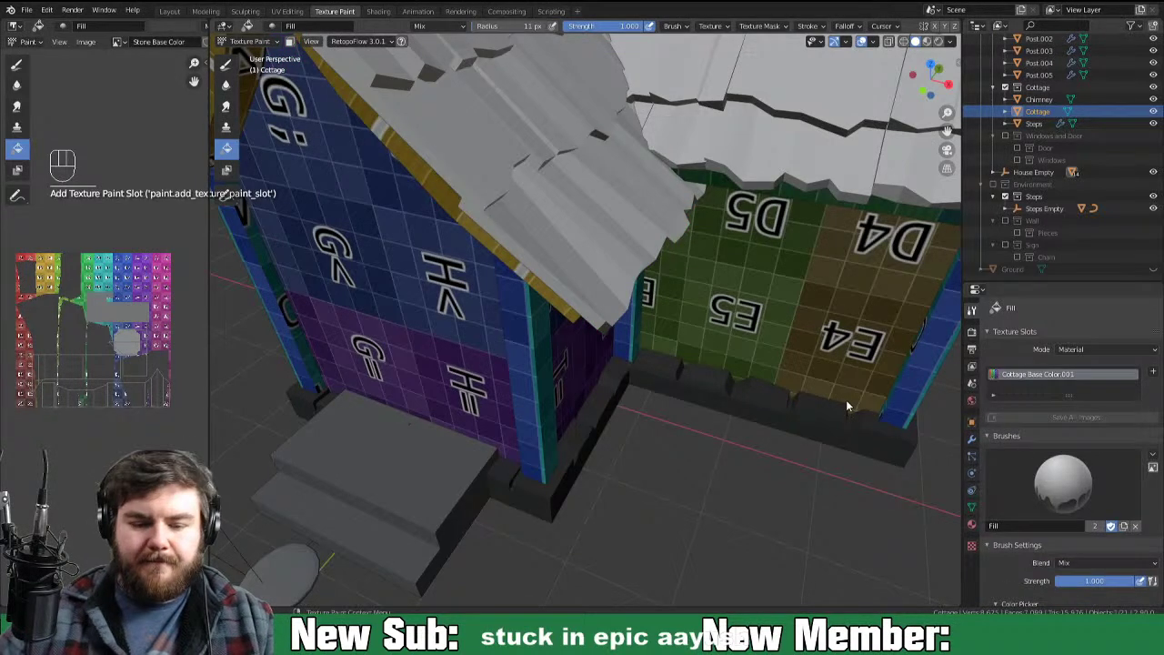
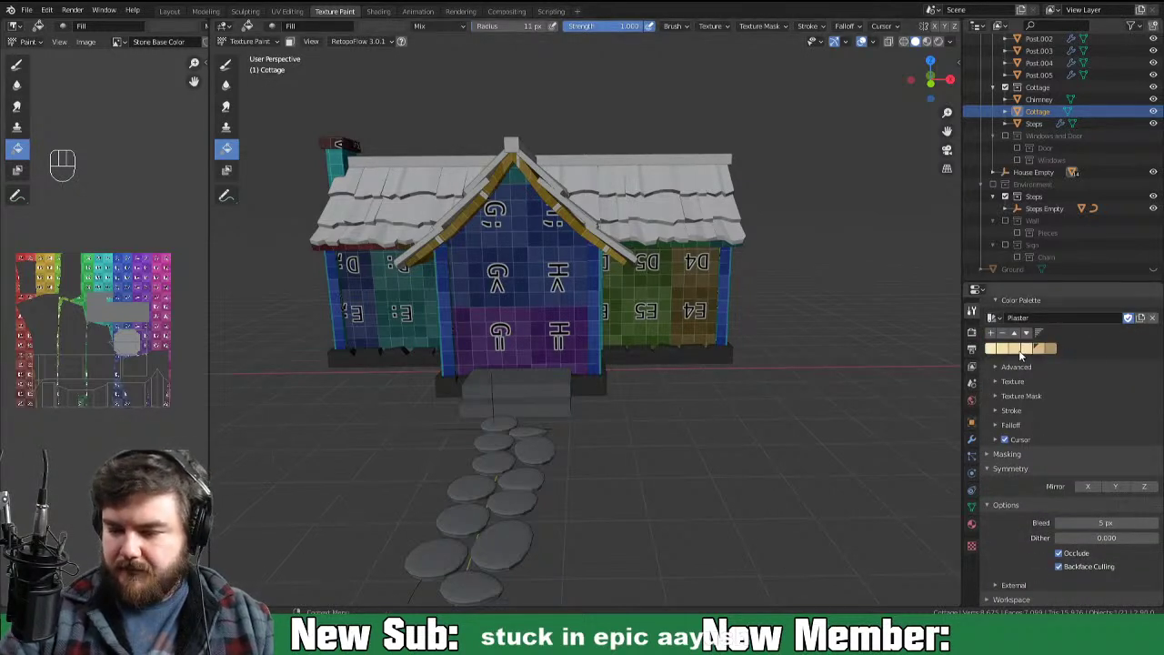
# Step: Flood-fill the front wall panels with a beige swatch from the Plaster palette
pyautogui.click(1020, 359)
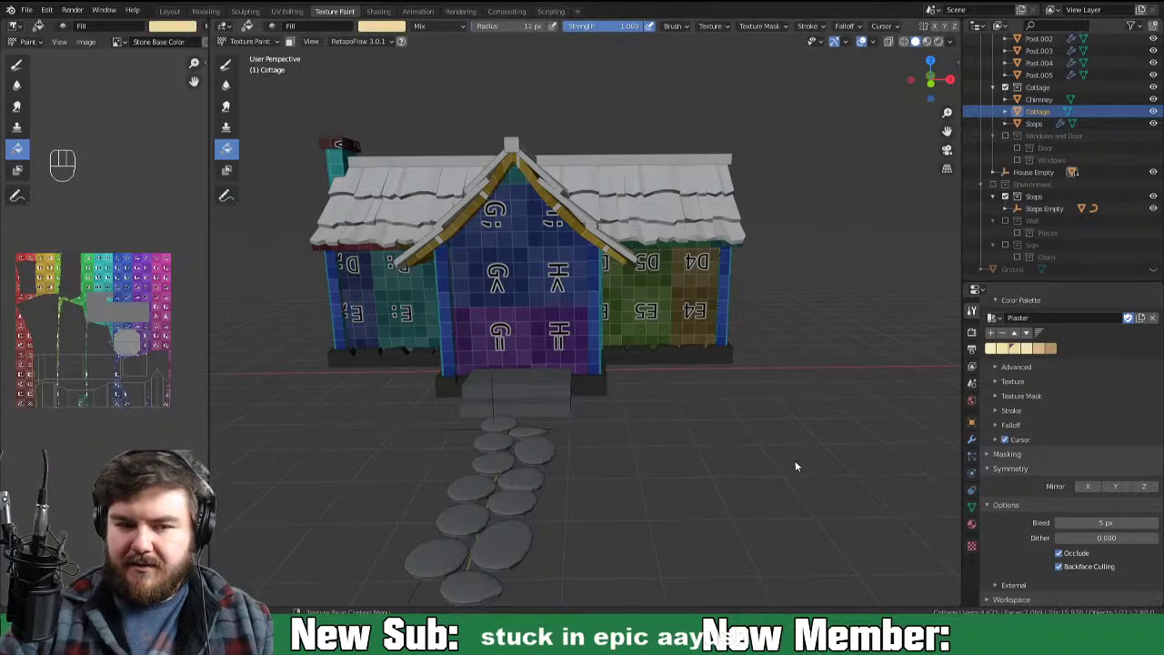
pyautogui.click(802, 466)
pyautogui.moveTo(913, 445); pyautogui.dragTo(955, 452)
pyautogui.middleClick(862, 453)
pyautogui.middleClick(857, 459)
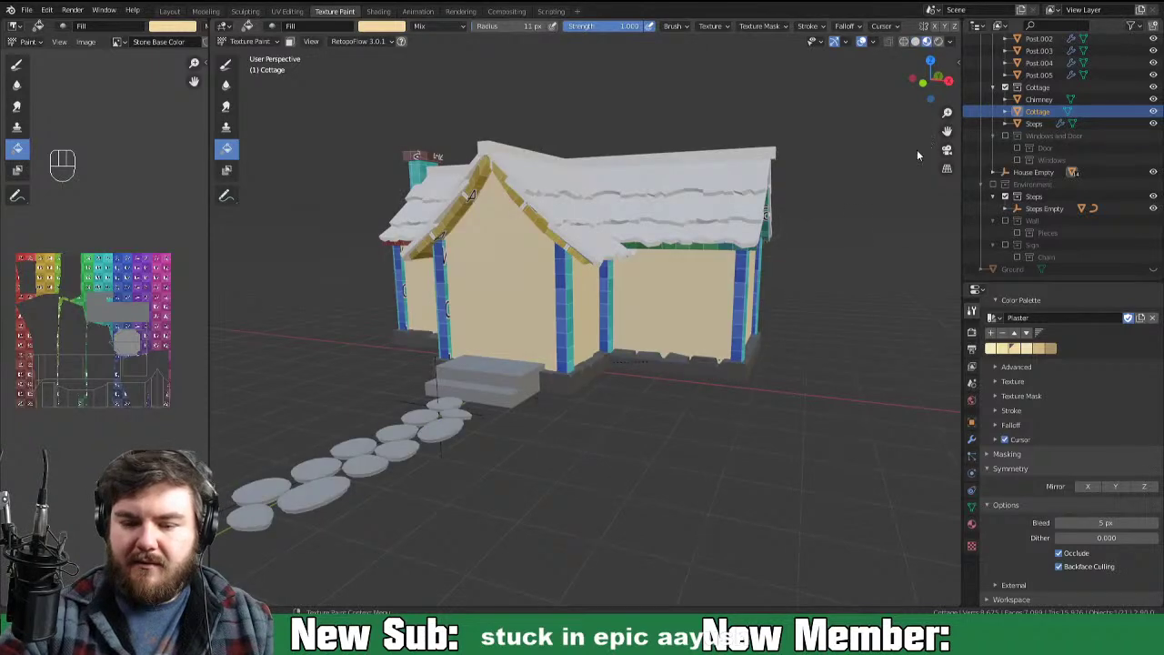
pyautogui.moveTo(757, 398); pyautogui.dragTo(776, 389)
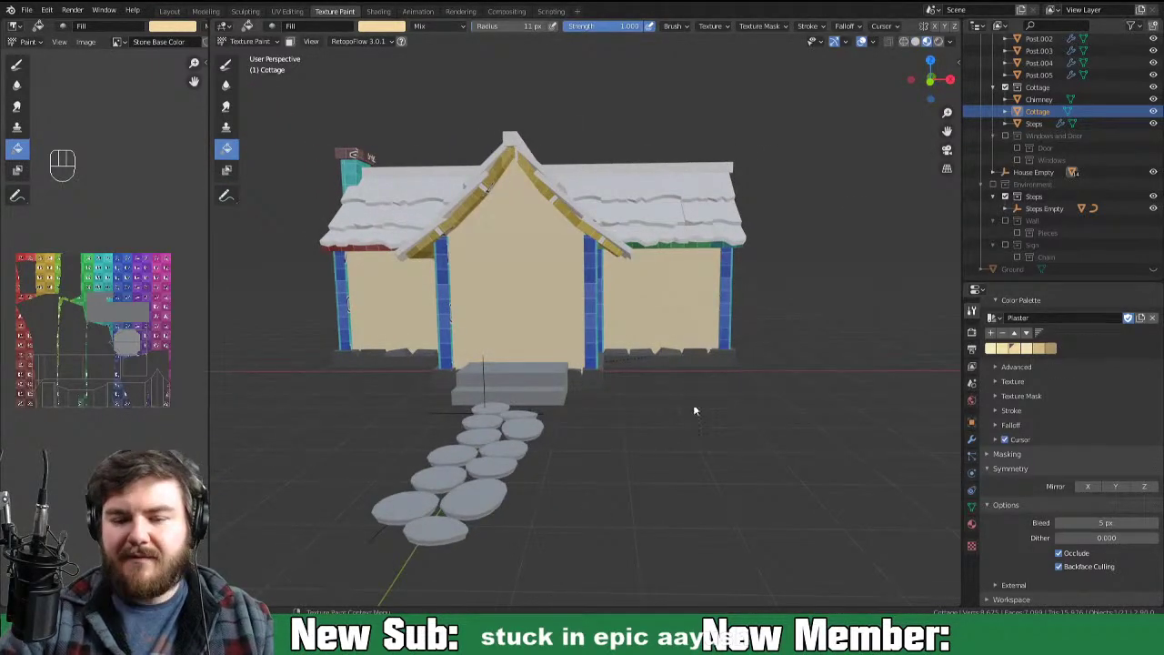
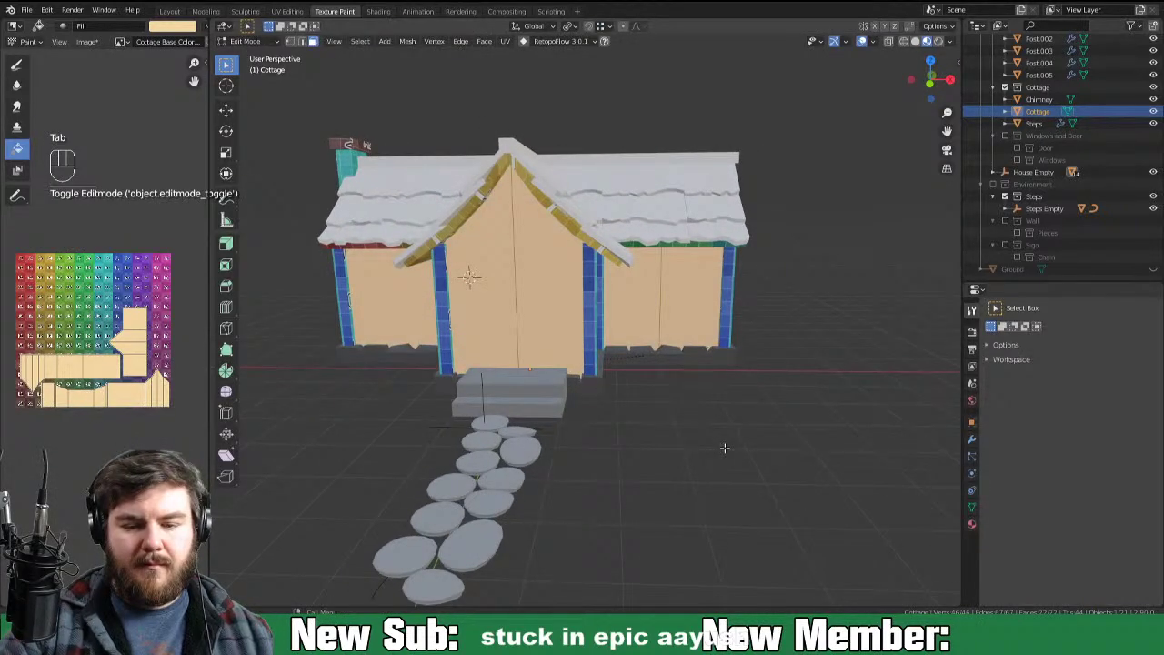
# Step: Orbit around the cottage to check the plaster colour on the side walls
pyautogui.moveTo(93, 50); pyautogui.dragTo(286, 202)
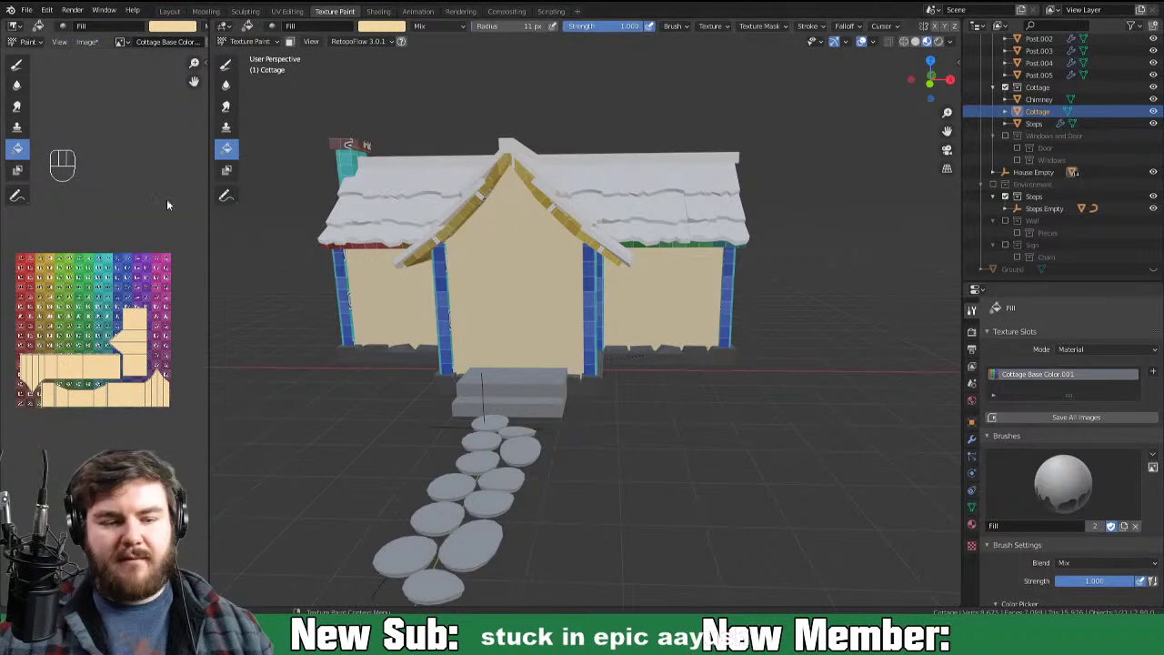
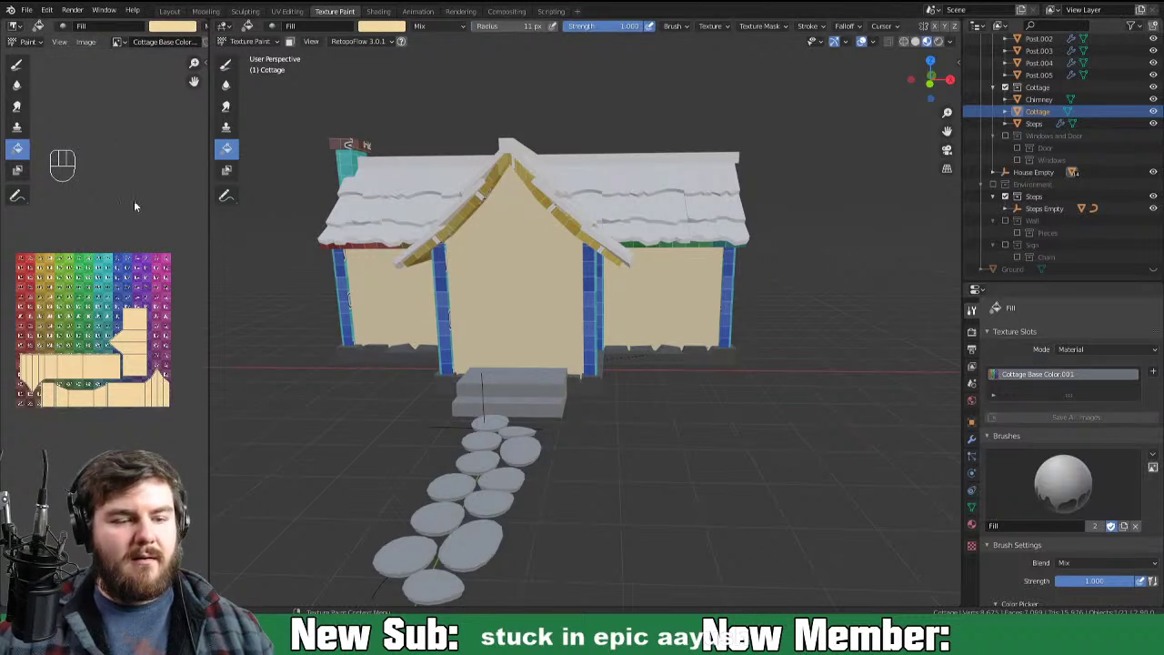
pyautogui.moveTo(790, 484); pyautogui.dragTo(857, 557)
pyautogui.moveTo(830, 538); pyautogui.dragTo(795, 507)
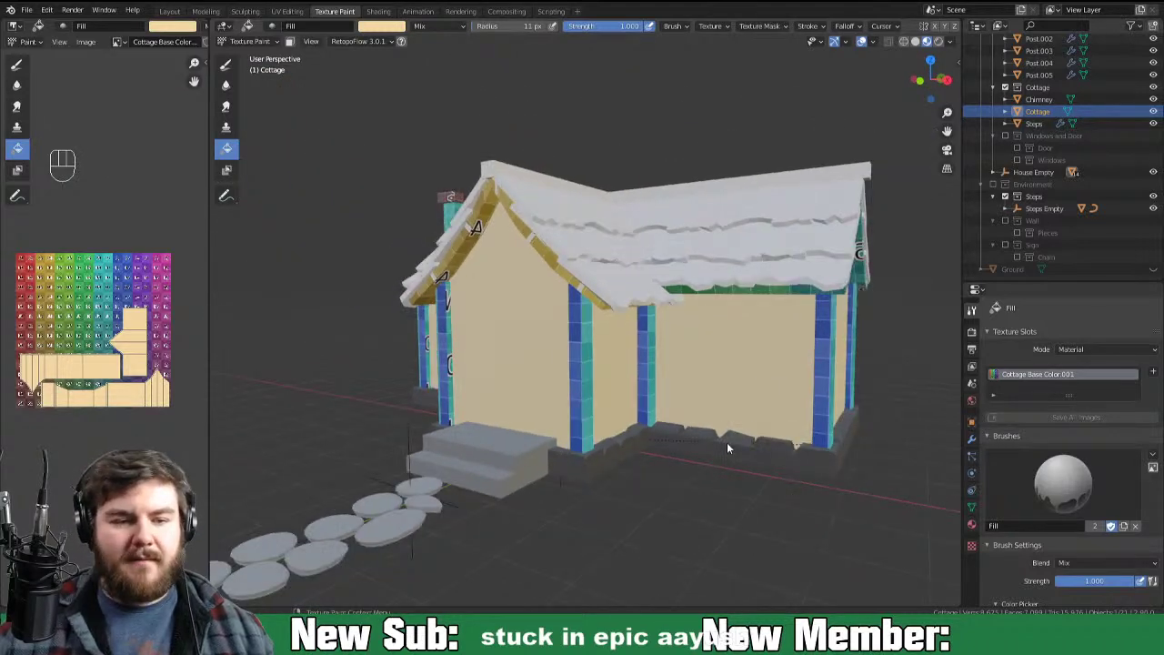
# Step: Switch between Object and Texture Paint modes to pick the next porch-side post for painting
pyautogui.press('ctrl+Tab')
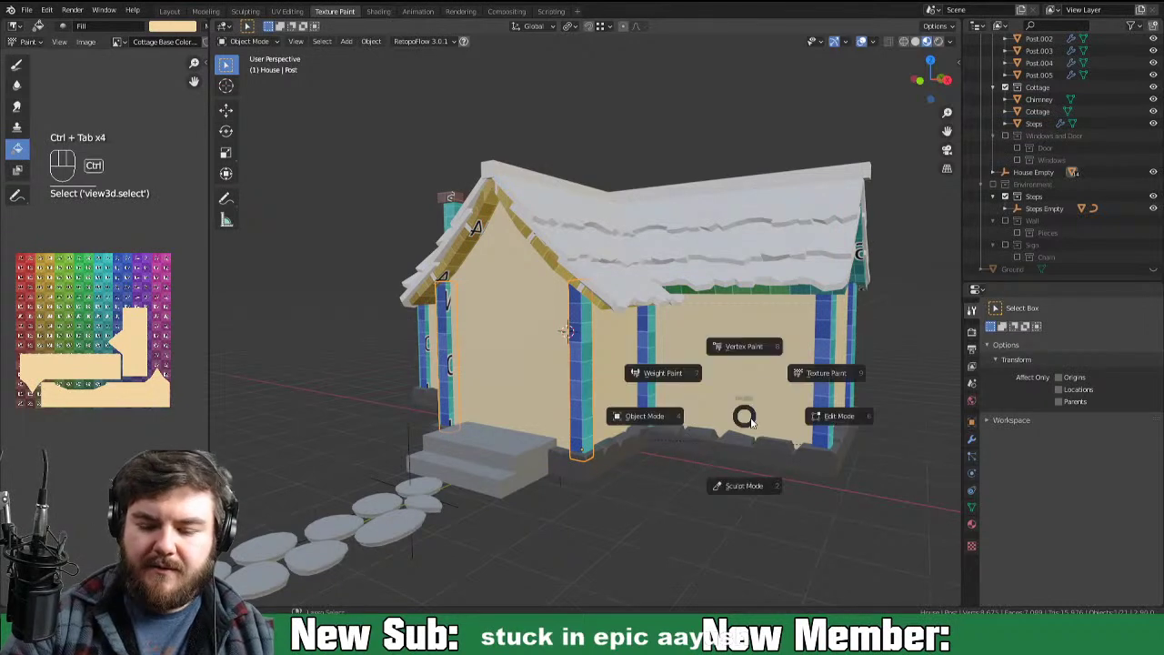
pyautogui.press('ctrl+Tab')
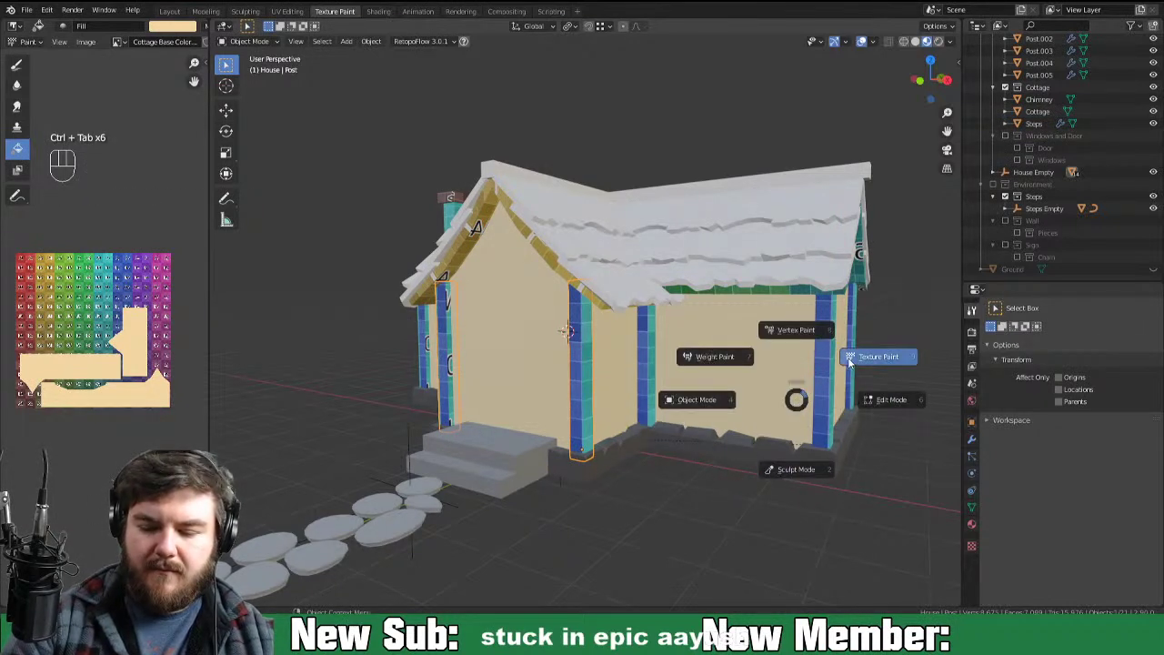
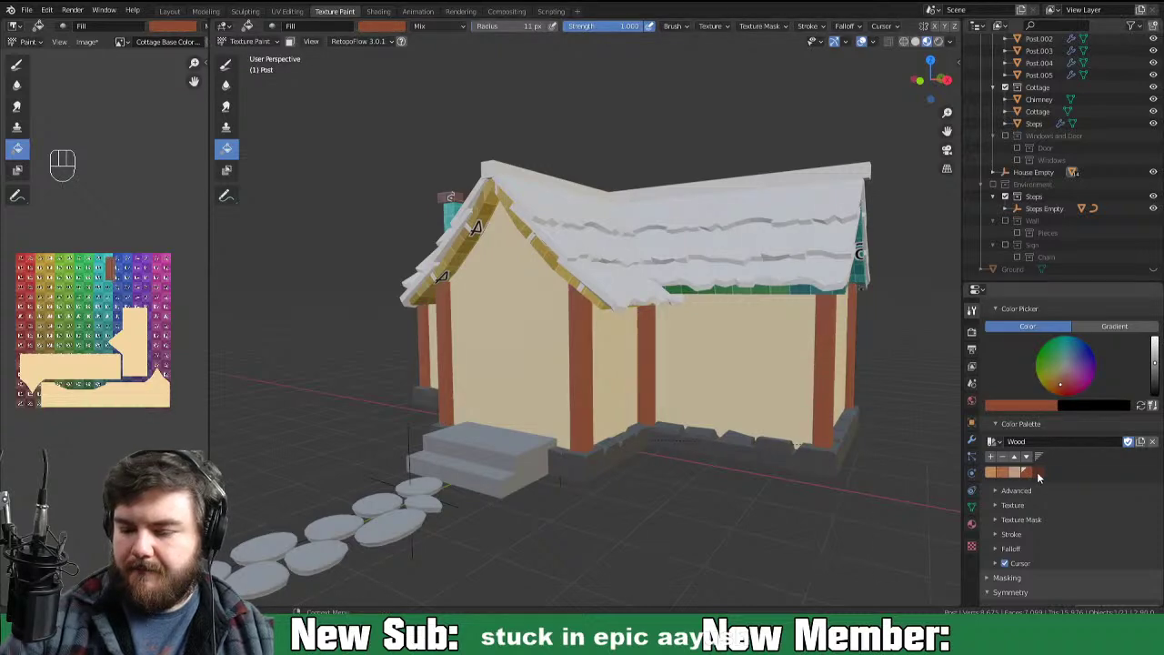
pyautogui.moveTo(878, 536); pyautogui.dragTo(862, 520)
pyautogui.middleClick(835, 525)
pyautogui.press('ctrl+Tab')
pyautogui.middleClick(813, 530)
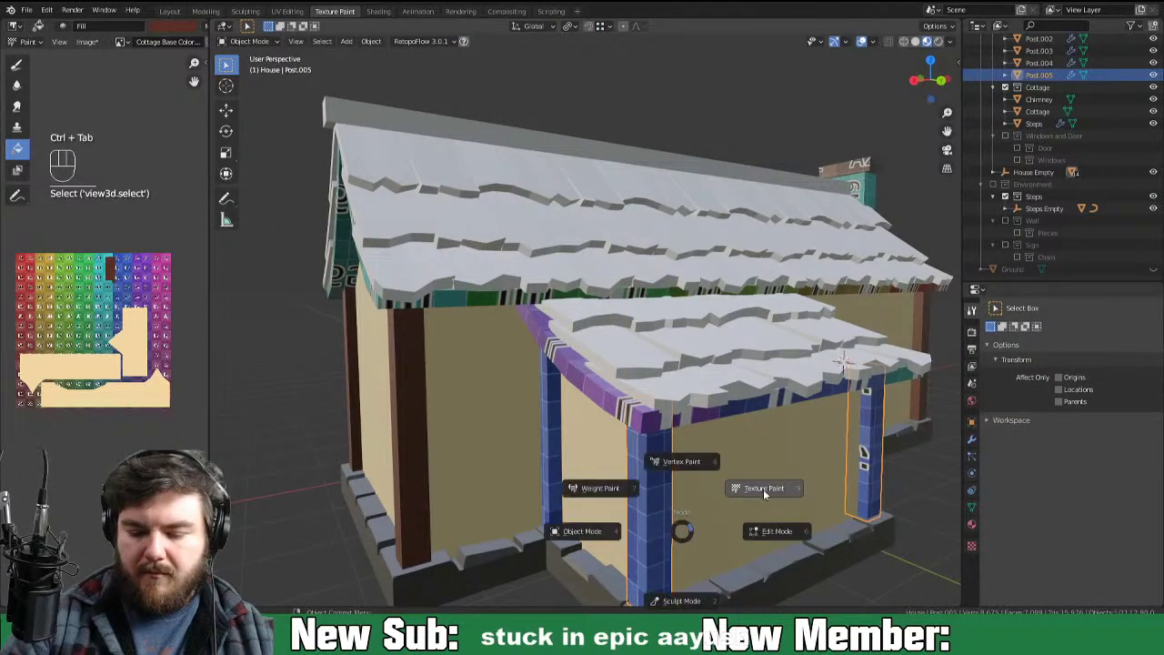
pyautogui.click(872, 525)
# Step: Fill the remaining posts and roof-edge trim with dark brown wood colour
pyautogui.moveTo(872, 515); pyautogui.dragTo(956, 523)
pyautogui.middleClick(855, 530)
pyautogui.press('ctrl+Tab')
pyautogui.click(810, 354)
pyautogui.middleClick(1026, 514)
pyautogui.middleClick(1046, 497)
# Step: Orbit around the cottage to inspect the painted posts from back corner to chimney side
pyautogui.moveTo(995, 486); pyautogui.dragTo(945, 499)
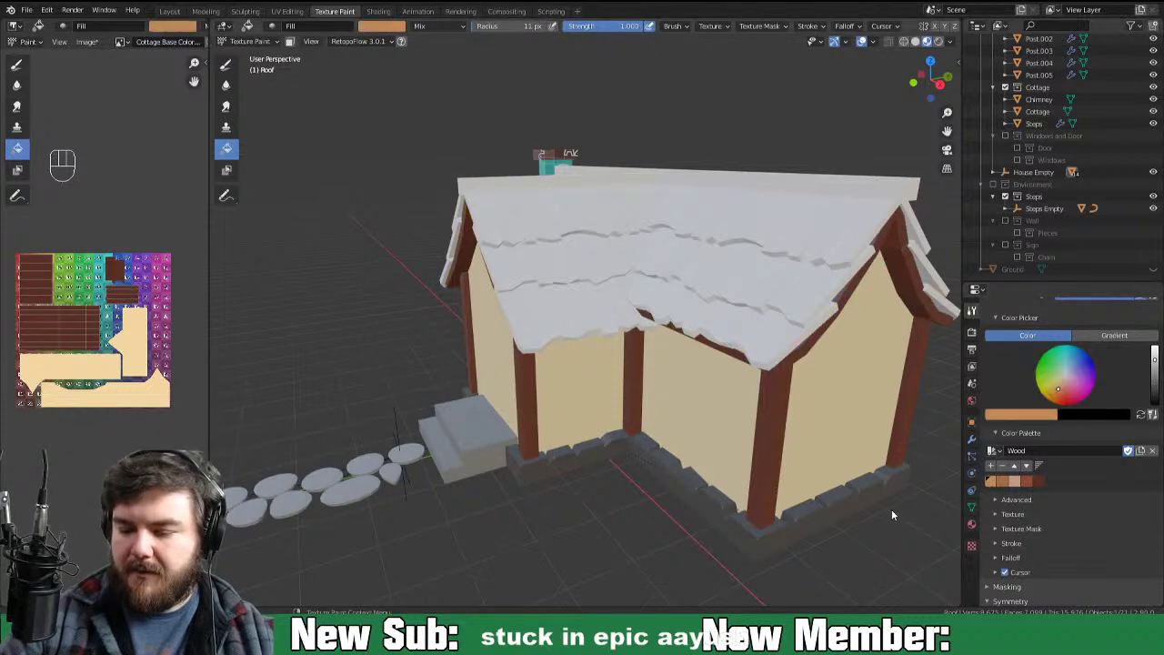
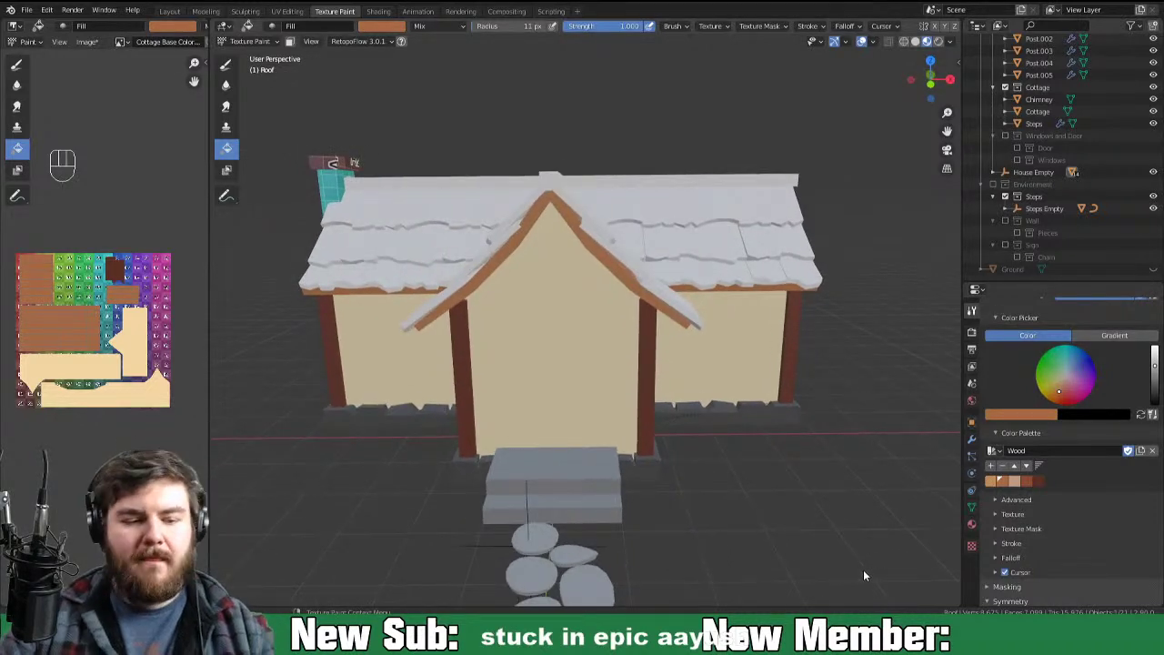
pyautogui.moveTo(900, 550); pyautogui.dragTo(912, 558)
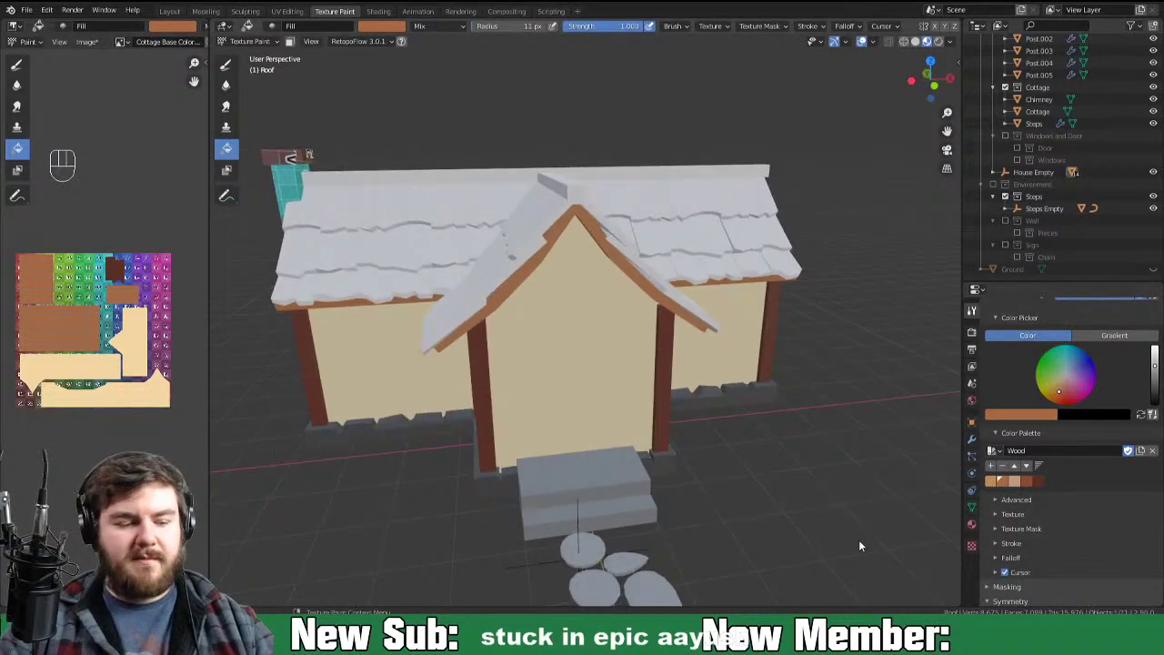
pyautogui.moveTo(808, 537); pyautogui.dragTo(1016, 541)
pyautogui.moveTo(856, 552); pyautogui.dragTo(881, 547)
# Step: Fill the chimney faces with grey stone swatches, the top slightly lighter
pyautogui.press('ctrl+Tab')
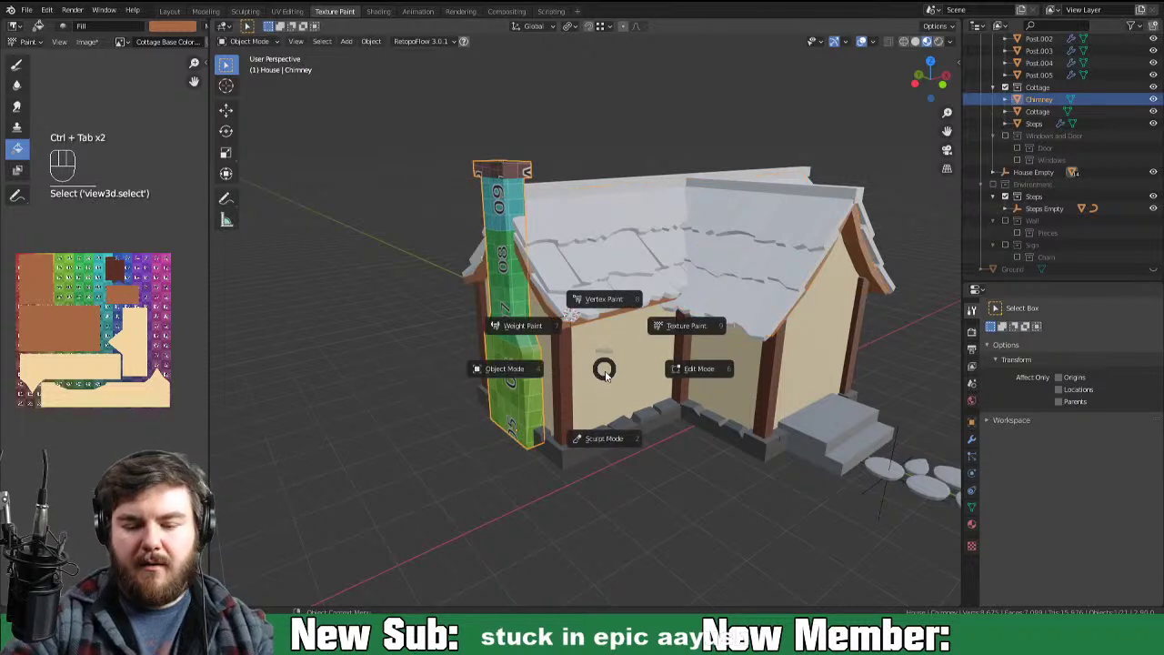
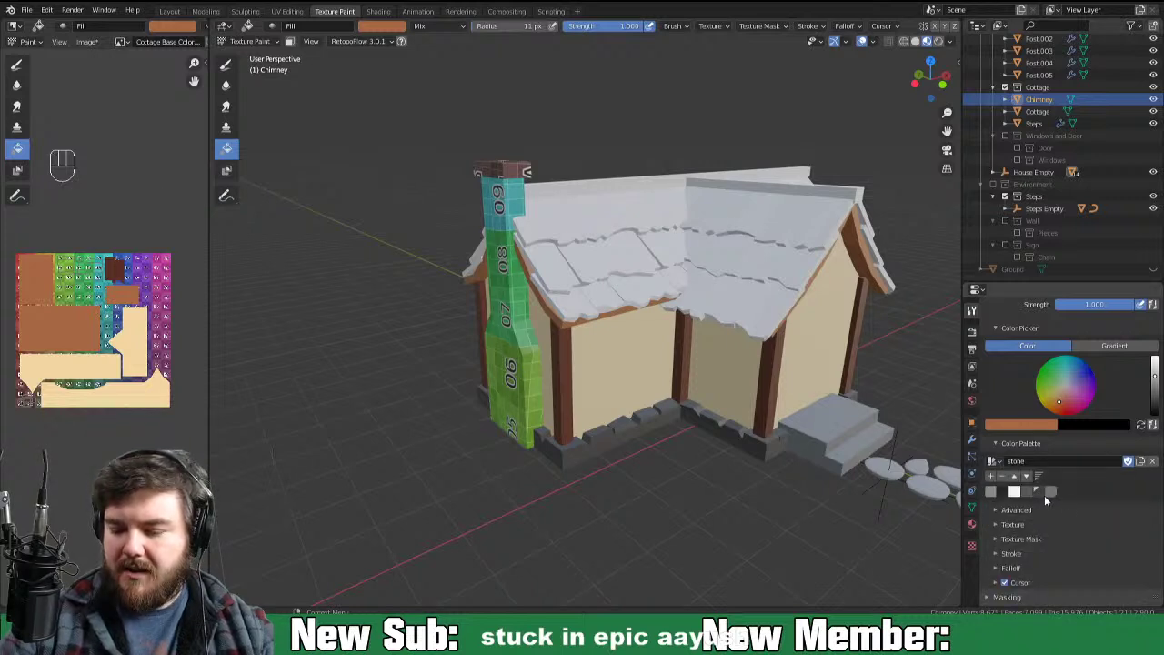
pyautogui.click(1045, 503)
pyautogui.moveTo(785, 570); pyautogui.dragTo(788, 557)
pyautogui.middleClick(846, 539)
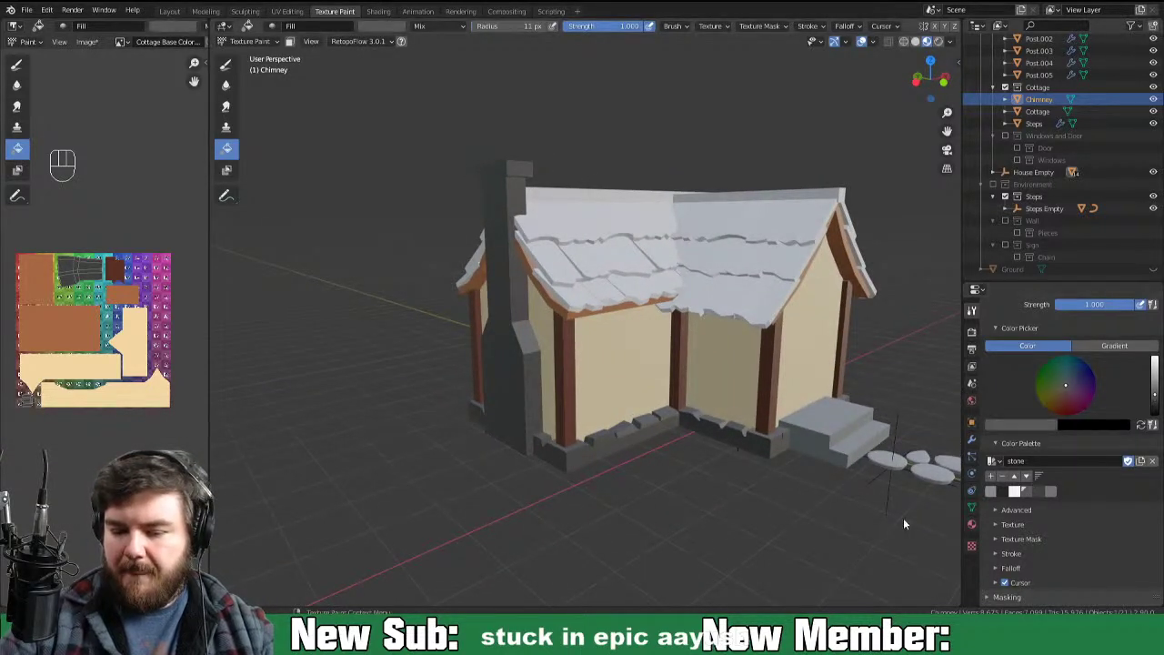
pyautogui.click(846, 552)
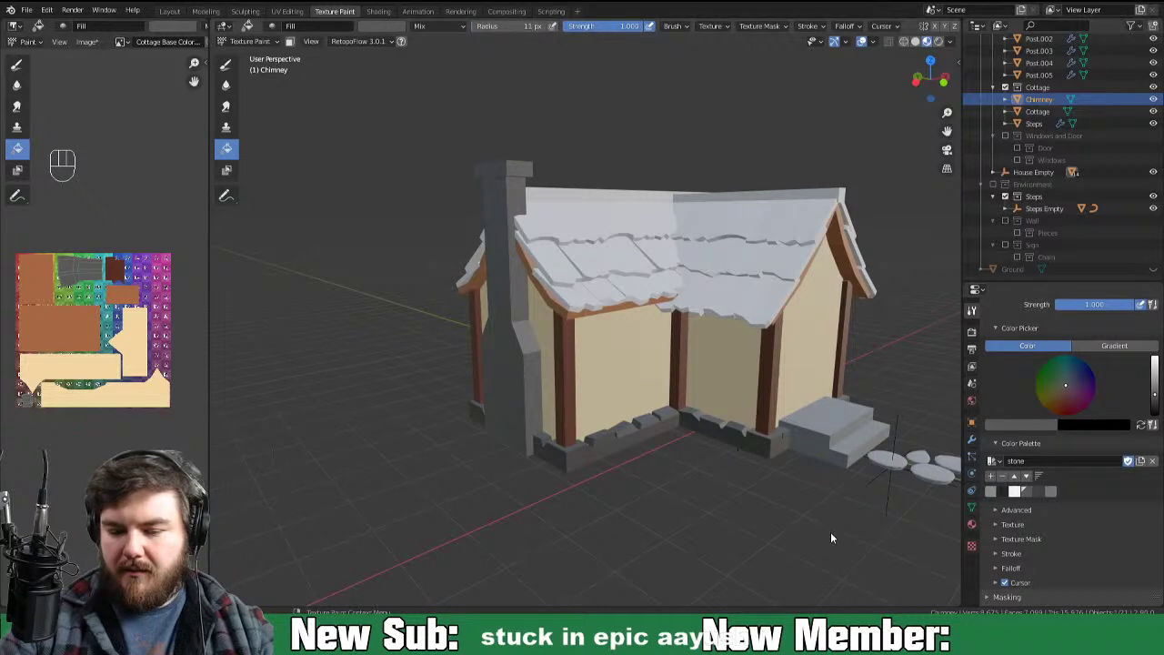
pyautogui.click(1044, 497)
pyautogui.click(835, 538)
# Step: Return to Object Mode and zoom out to view the whole painted cottage
pyautogui.middleClick(866, 531)
pyautogui.press('ctrl+Tab')
pyautogui.middleClick(806, 387)
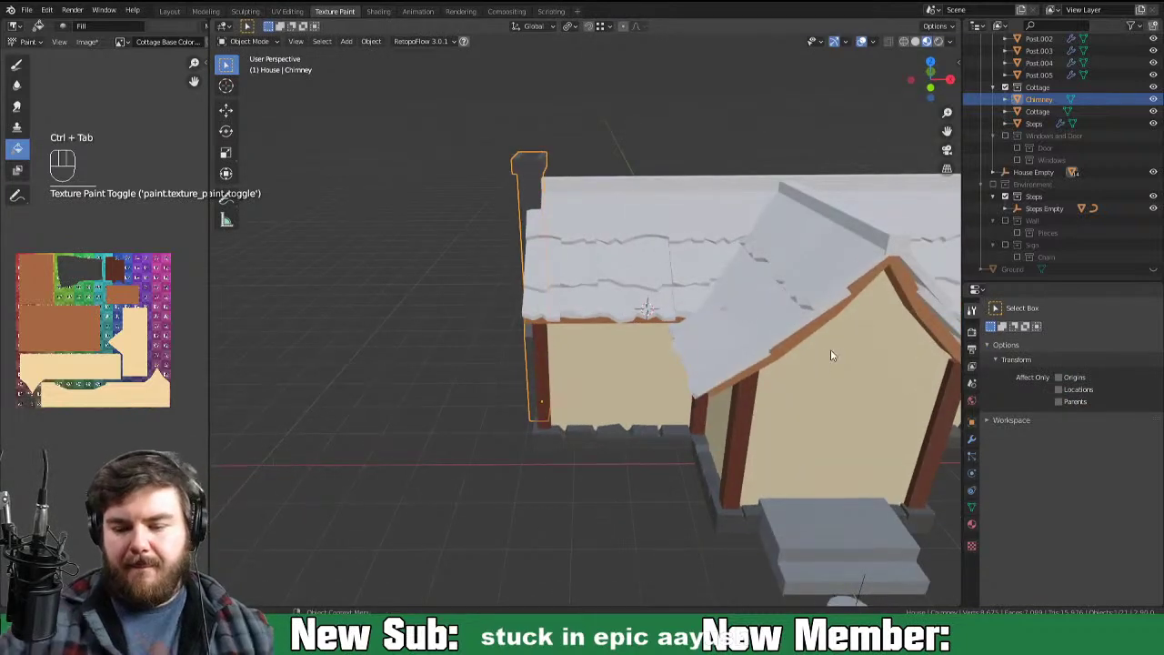
pyautogui.middleClick(678, 479)
pyautogui.moveTo(676, 461); pyautogui.dragTo(679, 459)
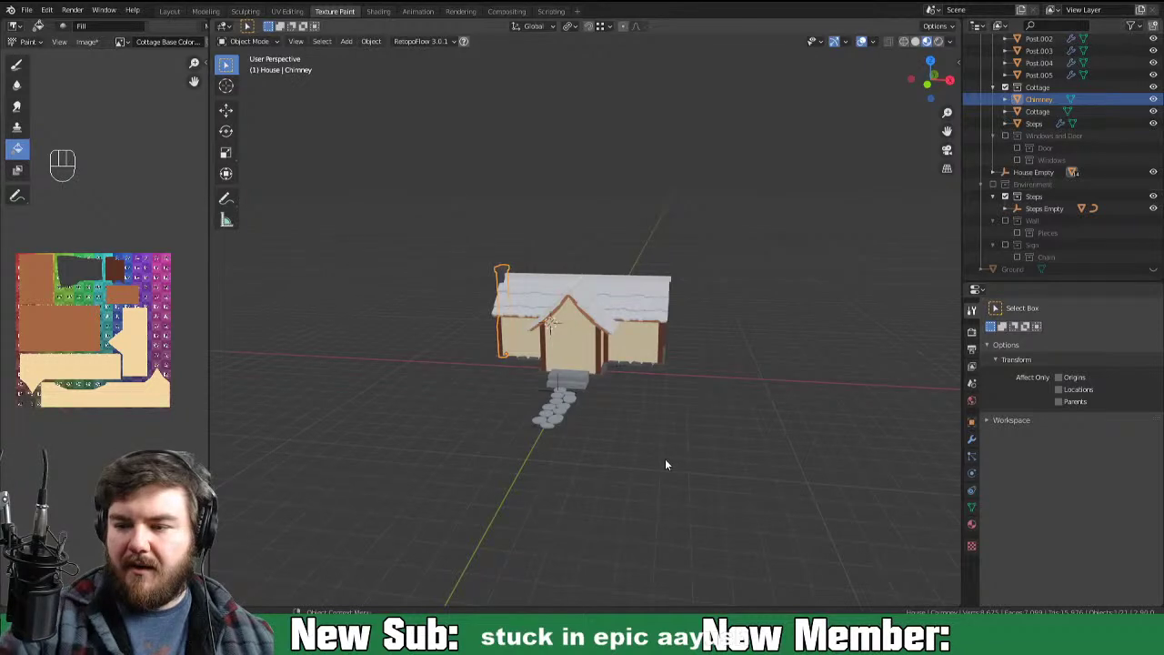
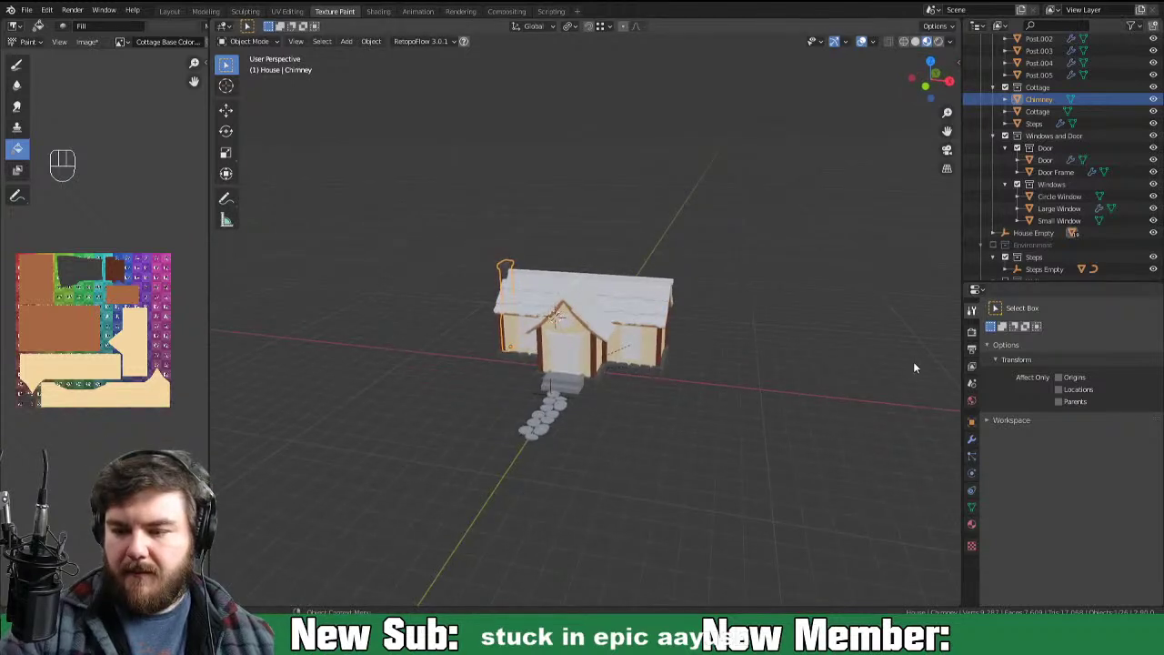
# Step: Select the door among the unhidden yard and window pieces
pyautogui.middleClick(1073, 256)
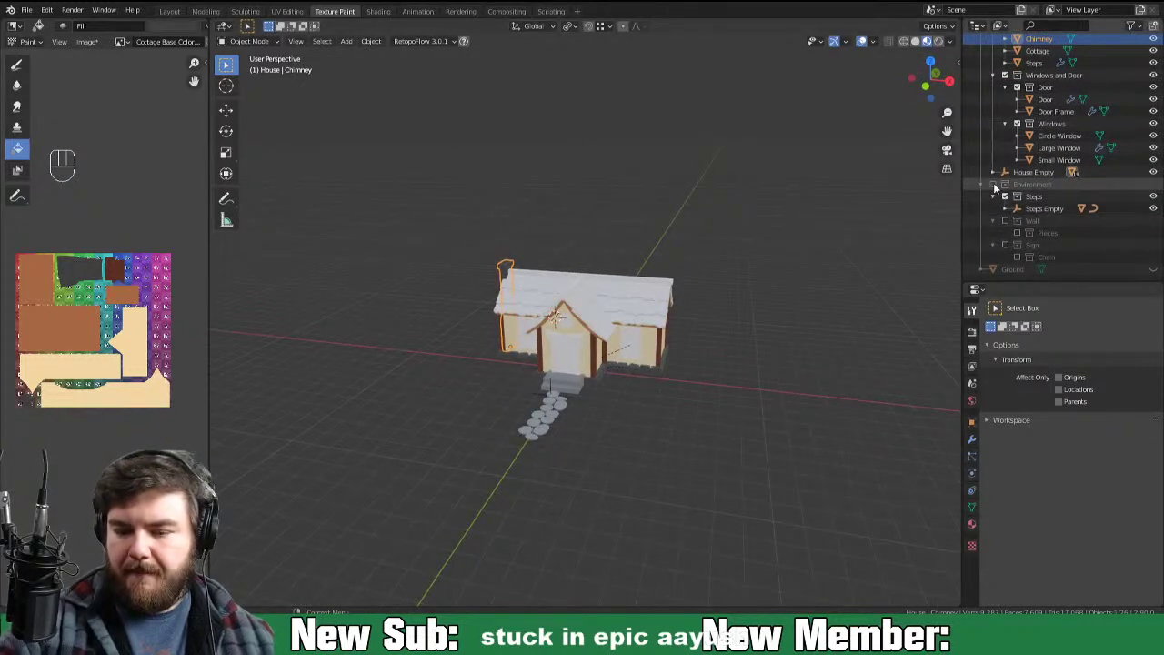
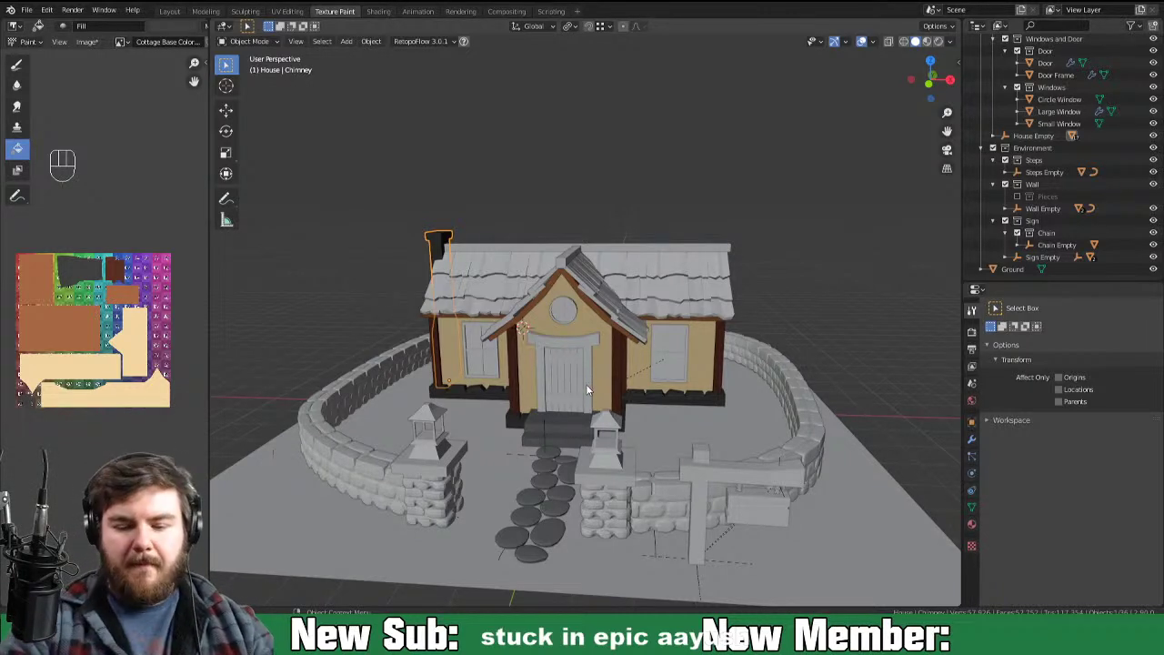
pyautogui.click(569, 393)
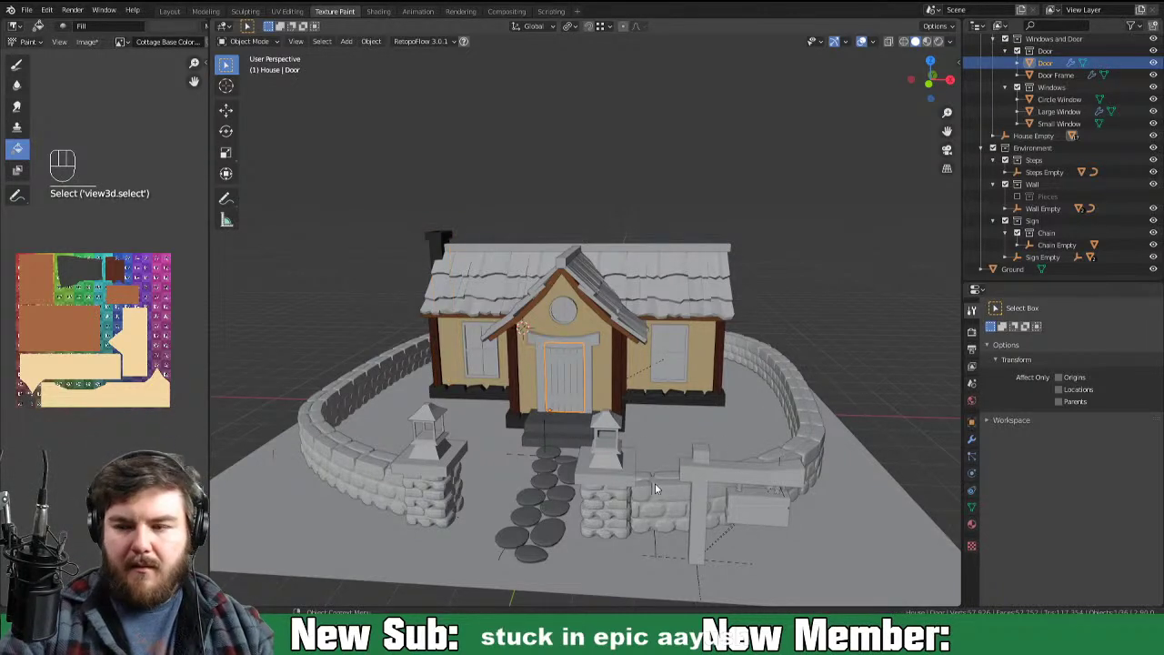
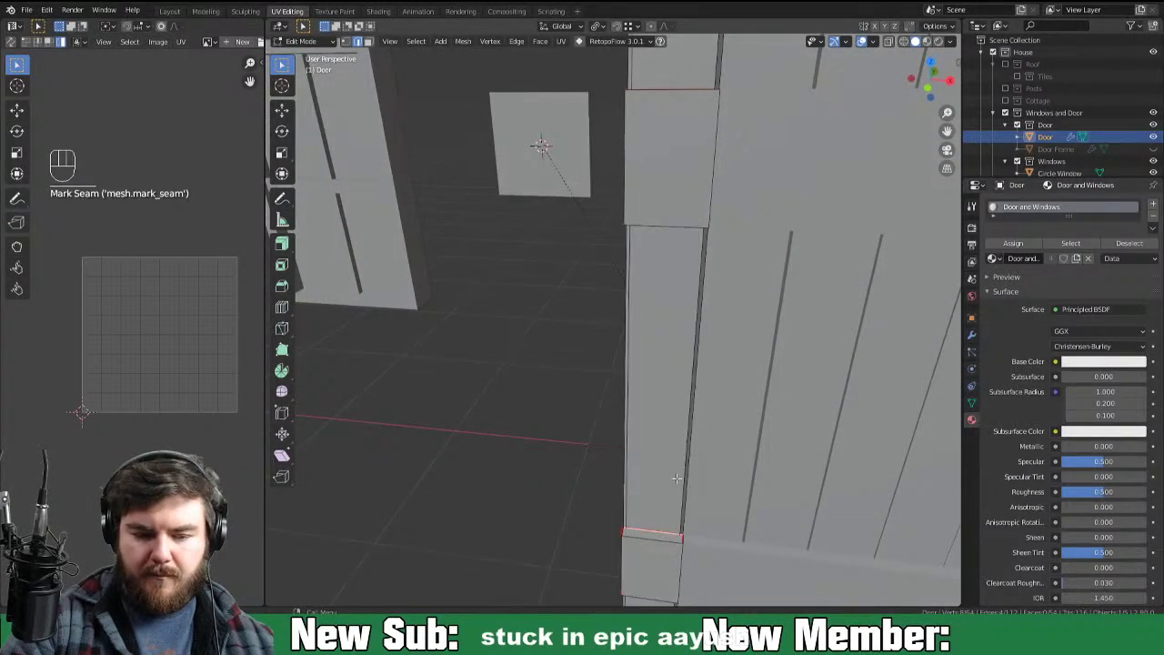
# Step: Select all of the door's geometry ready for unwrapping
pyautogui.press('a')
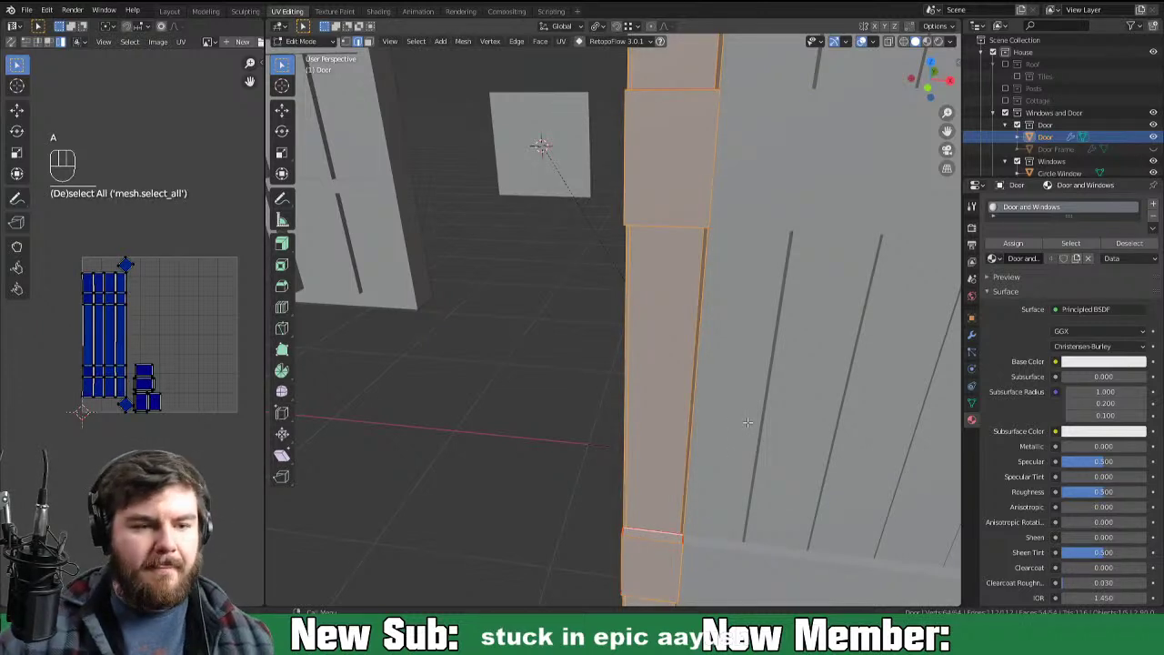
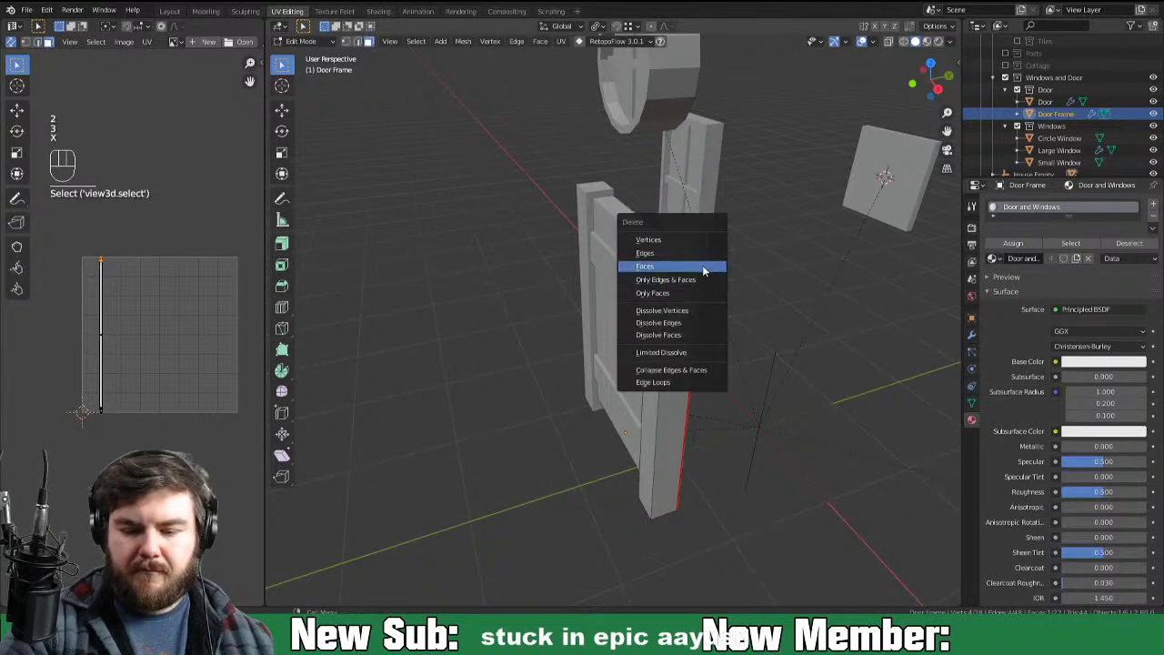
# Step: Select the door frame post geometry and bring up the Unwrap options
pyautogui.press('a')
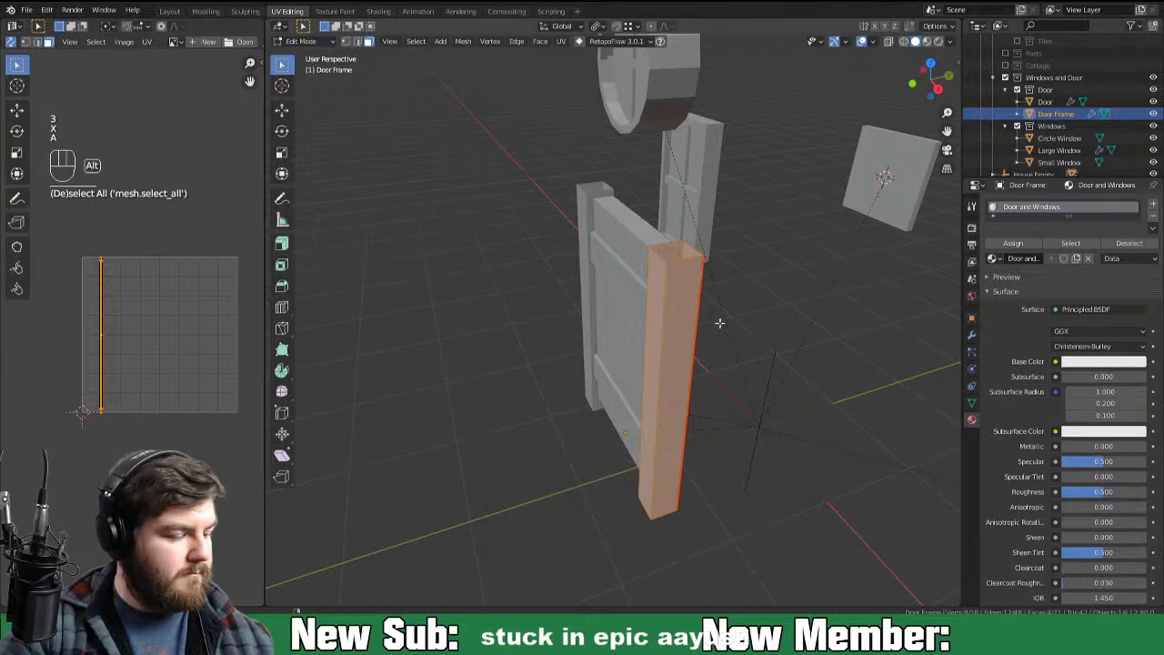
pyautogui.press('alt+h')
pyautogui.press('u')
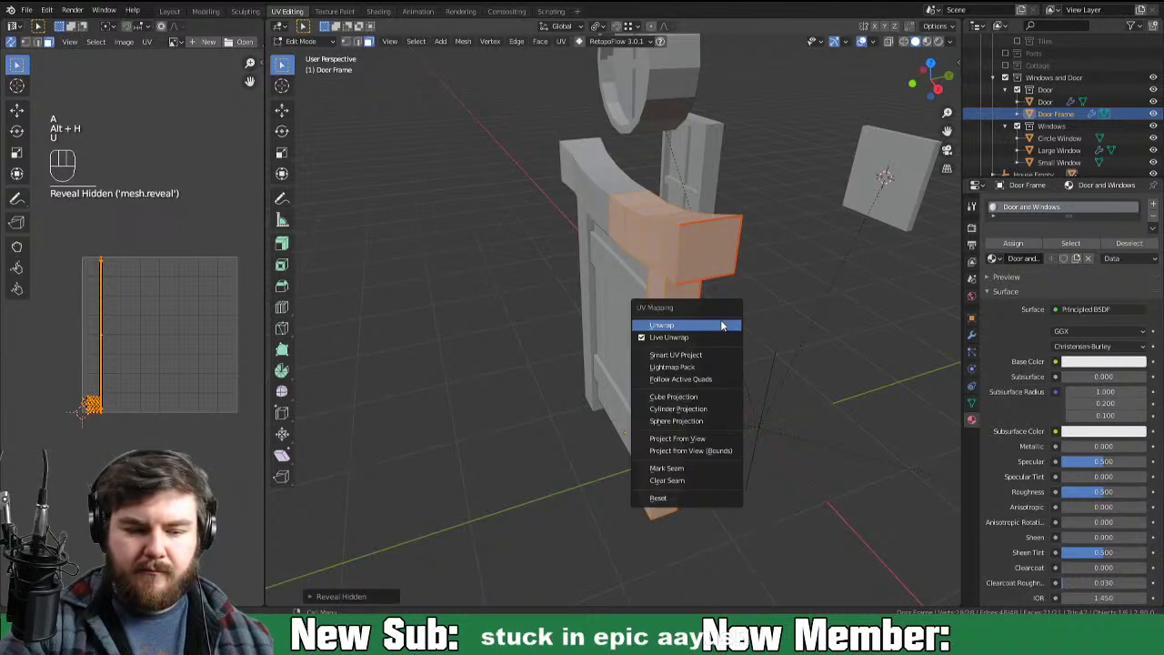
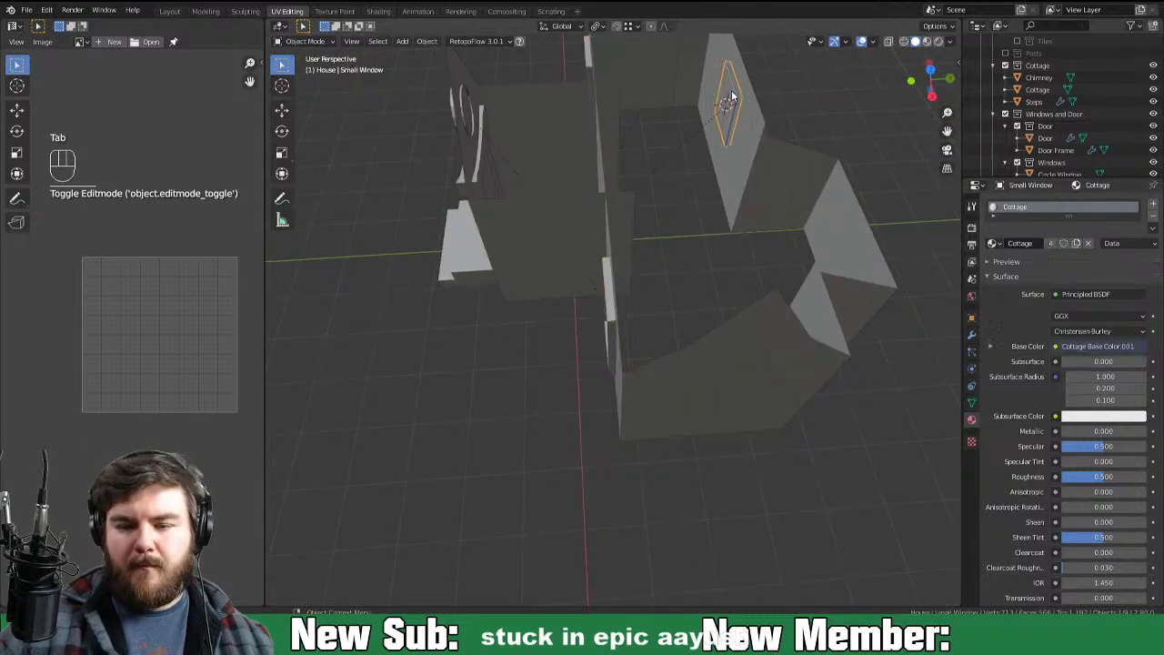
# Step: Frame the Small Window and adjust its crossbar pieces for unwrapping
pyautogui.press('KP_Decimal')
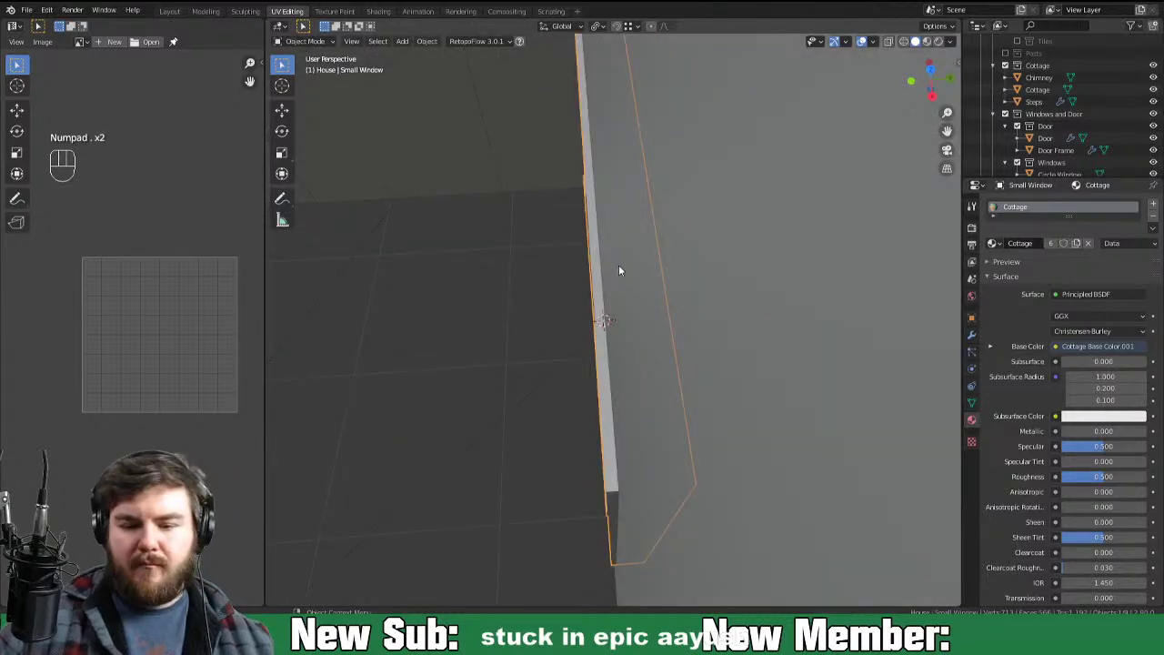
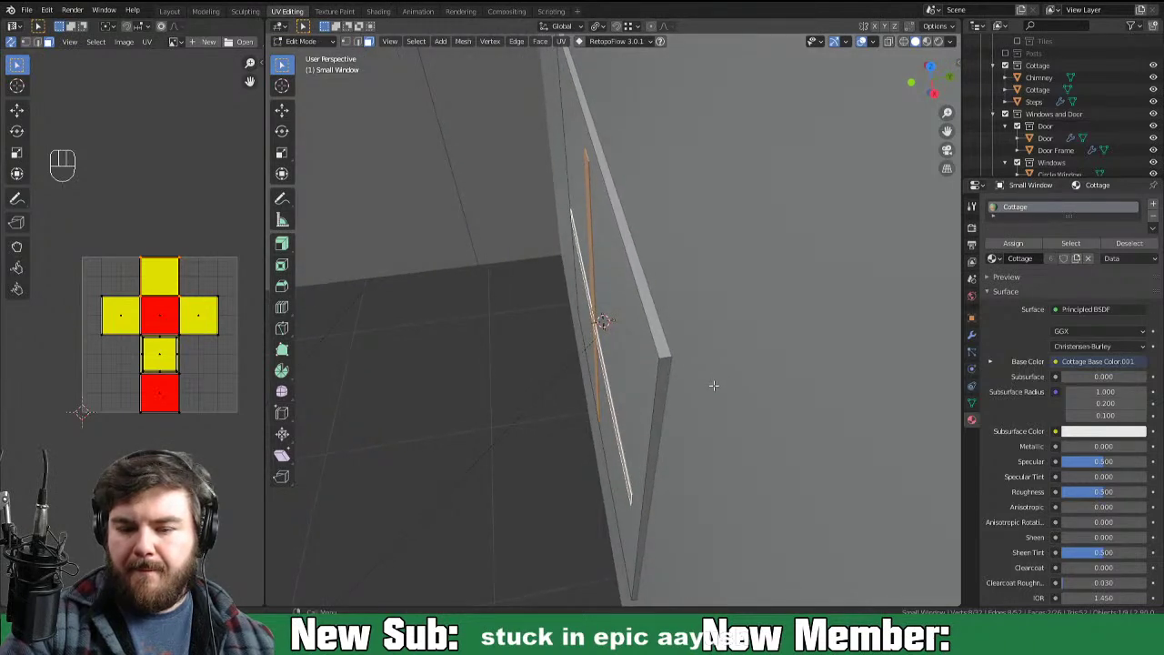
pyautogui.press('g')
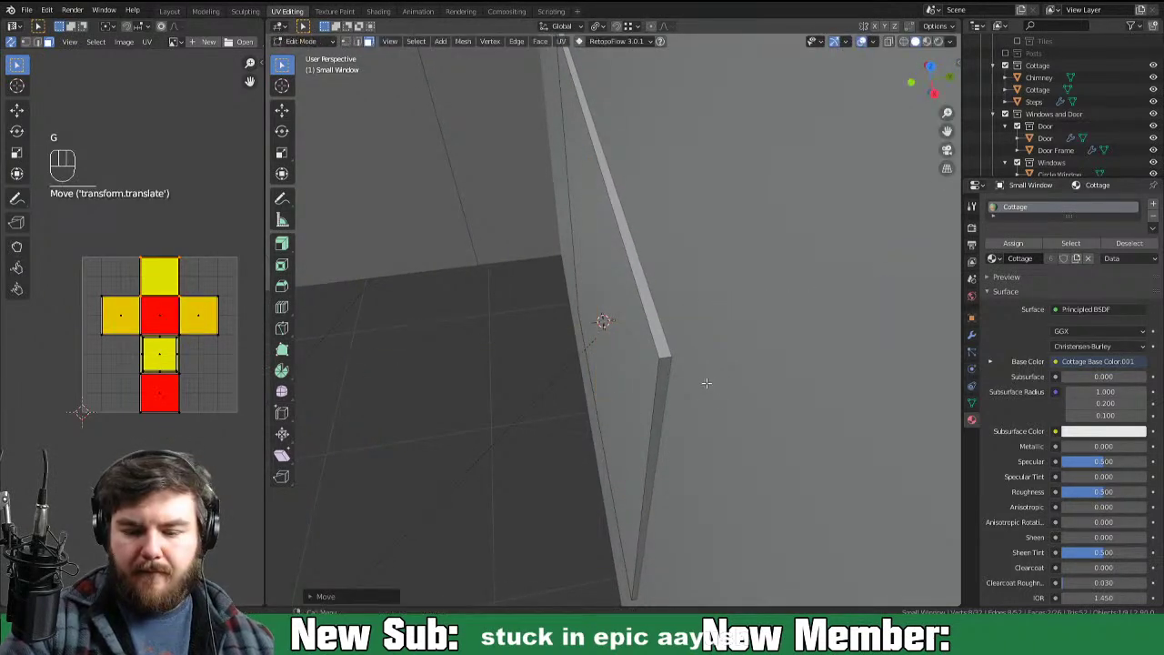
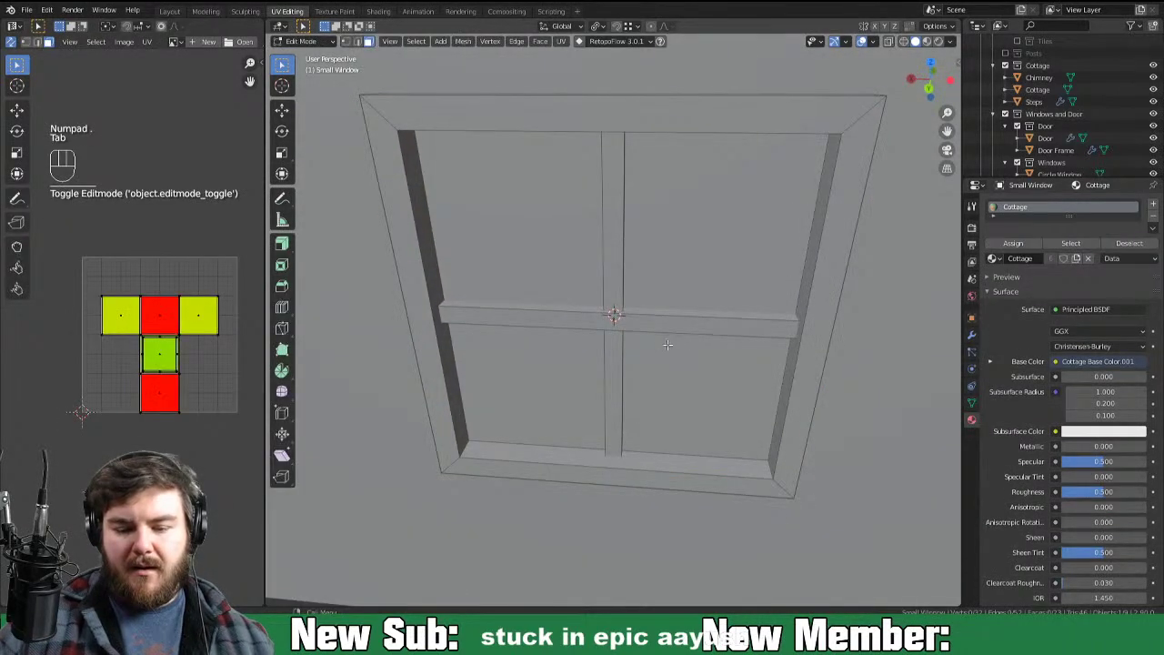
pyautogui.press('2')
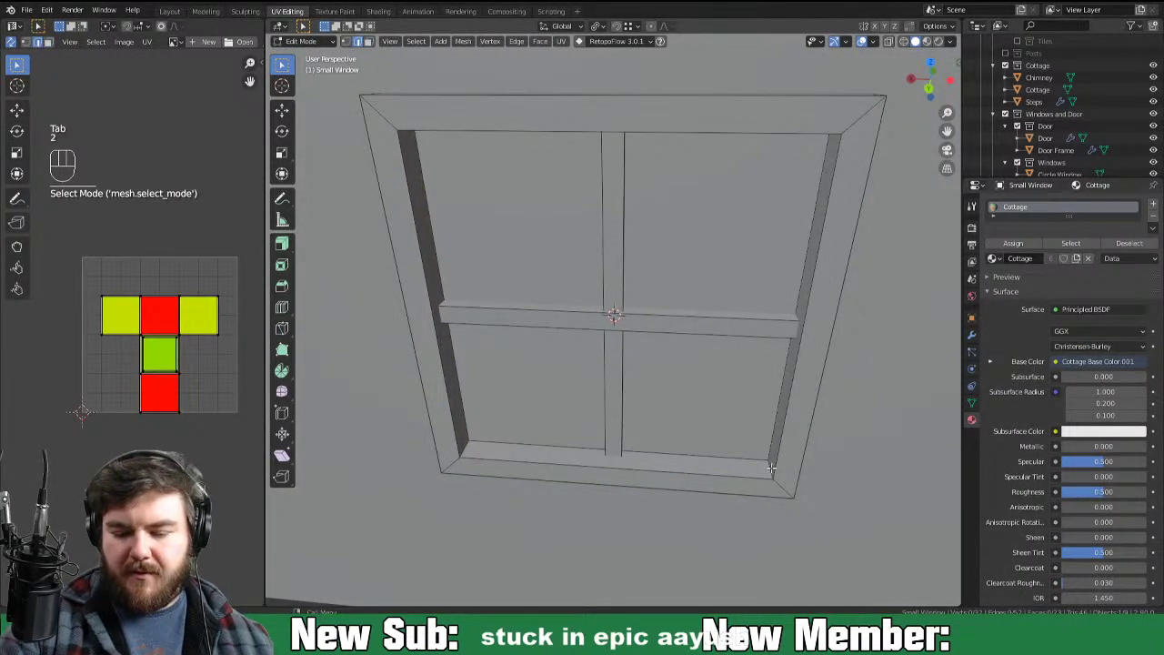
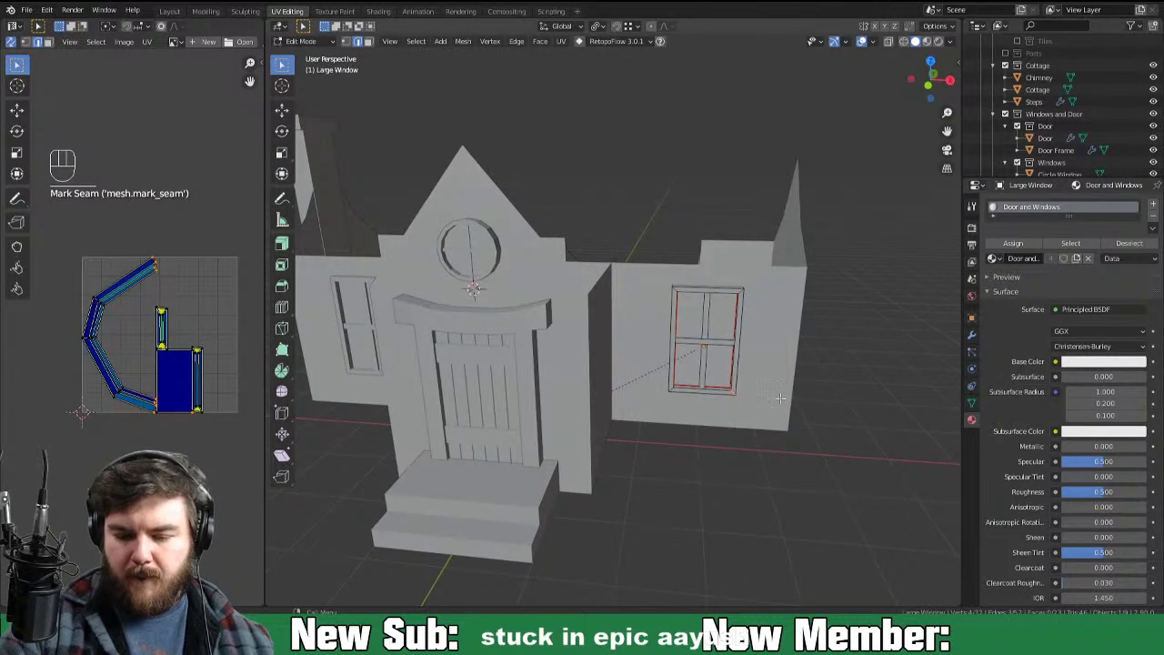
# Step: Unwrap the whole large window frame, then orbit back to the cottage front
pyautogui.press('a')
pyautogui.press('u')
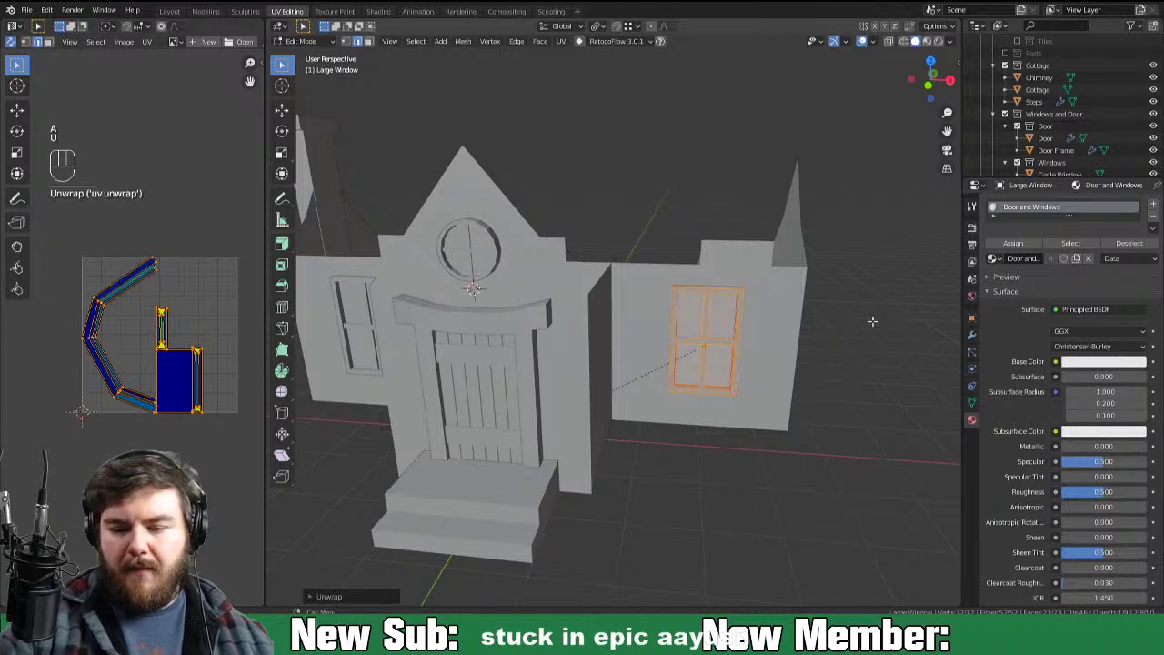
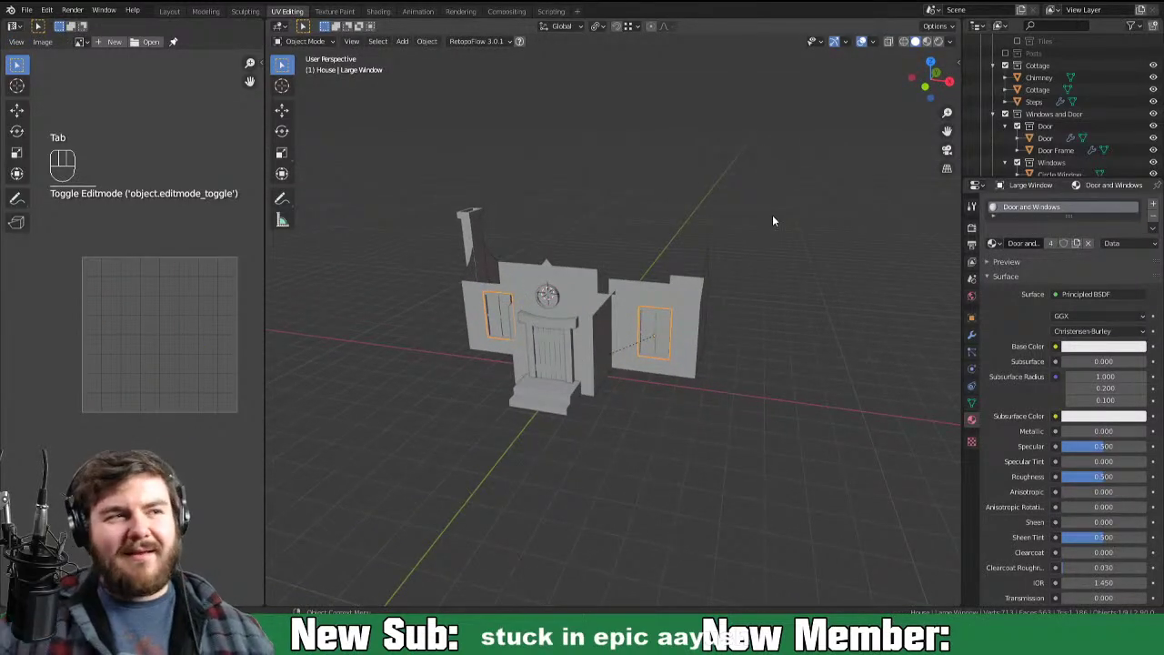
pyautogui.moveTo(665, 324); pyautogui.dragTo(710, 318)
pyautogui.moveTo(722, 424); pyautogui.dragTo(642, 415)
pyautogui.middleClick(575, 433)
pyautogui.moveTo(727, 469); pyautogui.dragTo(858, 524)
pyautogui.moveTo(696, 460); pyautogui.dragTo(736, 452)
pyautogui.middleClick(687, 462)
pyautogui.middleClick(683, 495)
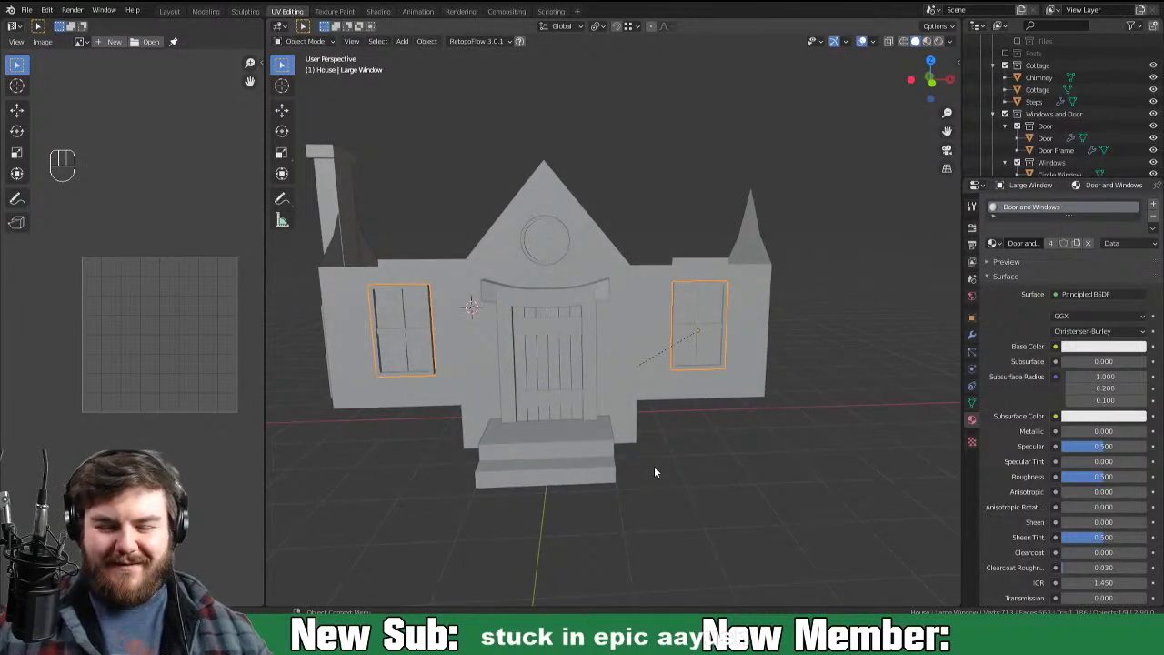
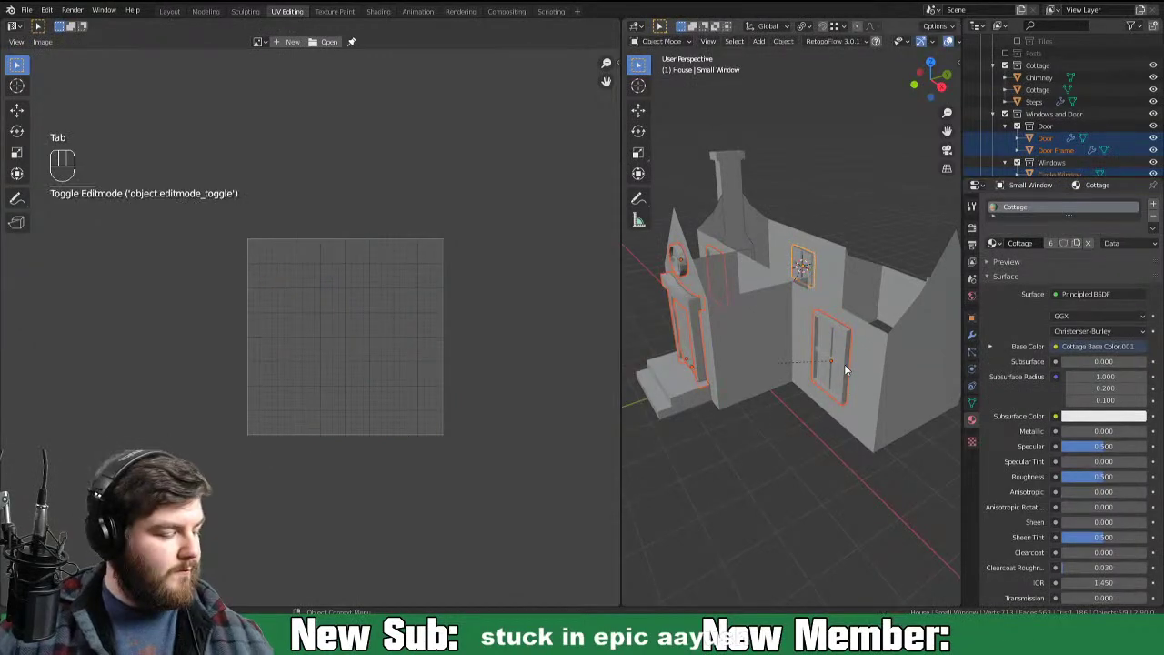
# Step: Apply scale, unwrap the door and window pieces together, and move their islands out of the UV square
pyautogui.press('ctrl+a')
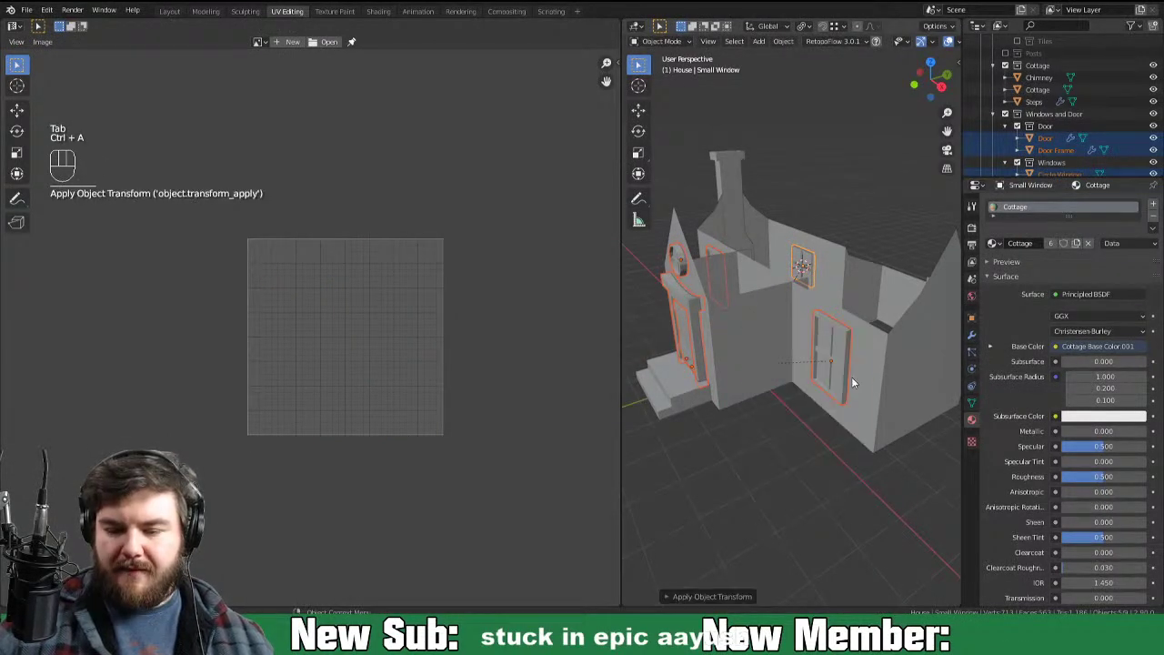
pyautogui.press('Tab')
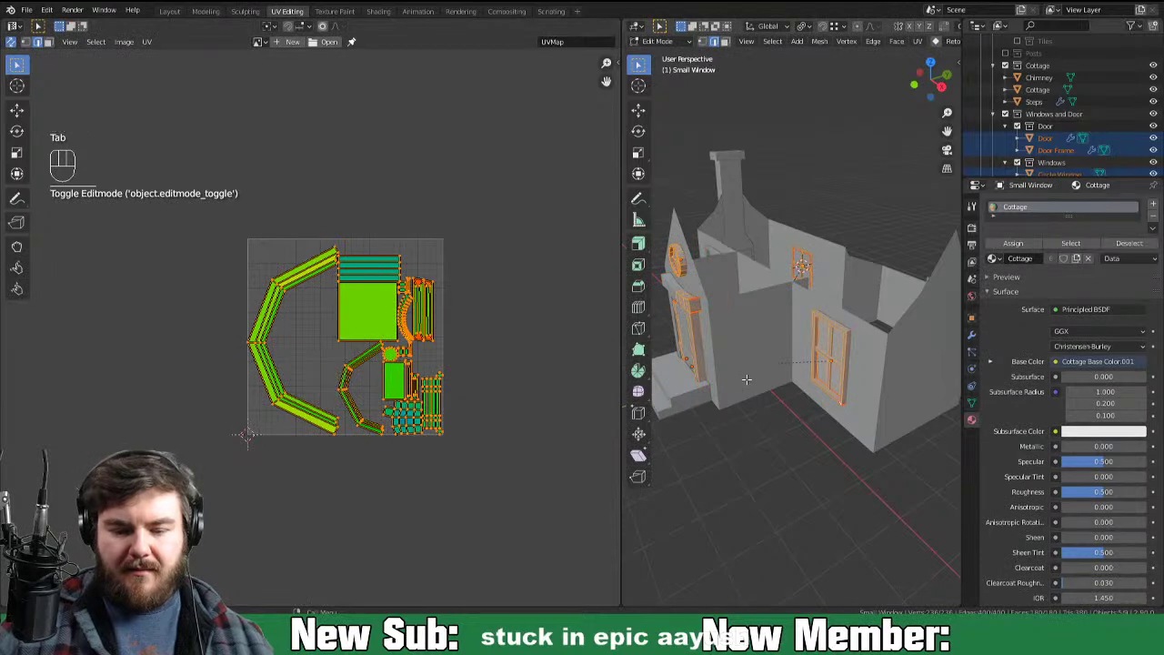
pyautogui.press('u')
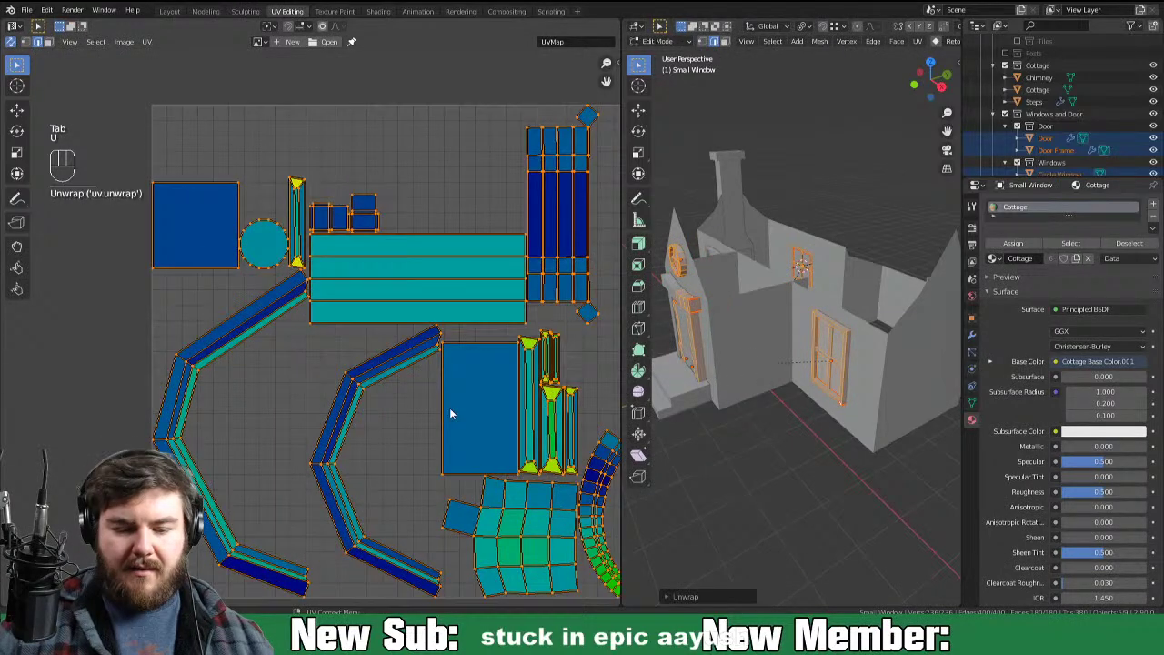
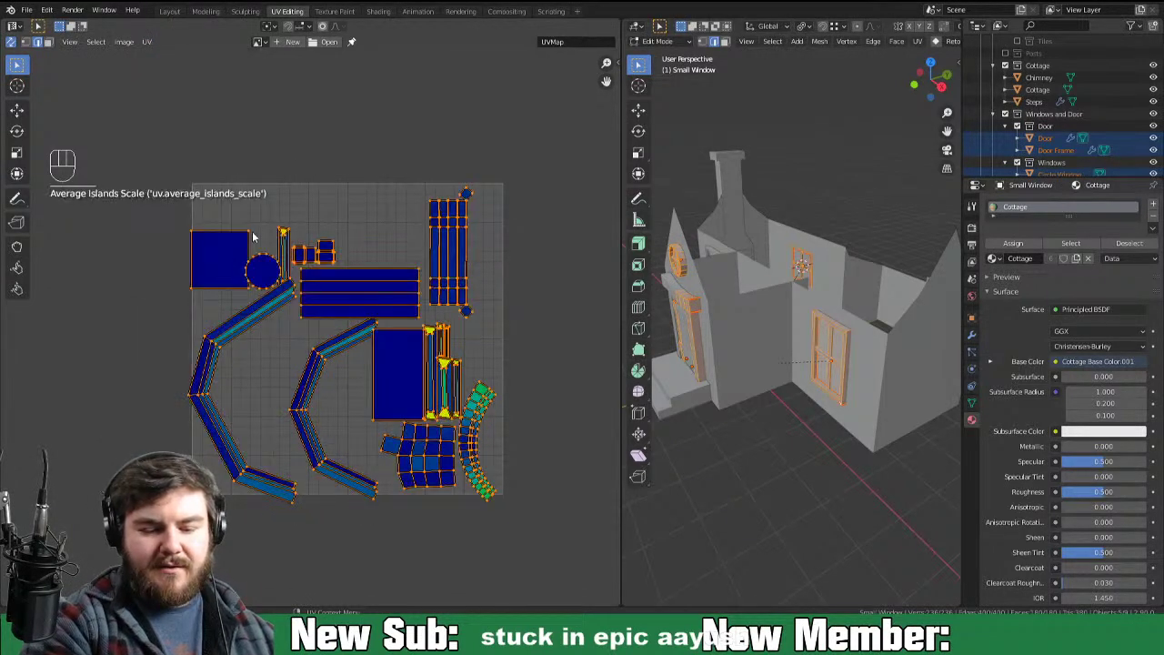
pyautogui.moveTo(151, 46); pyautogui.dragTo(214, 238)
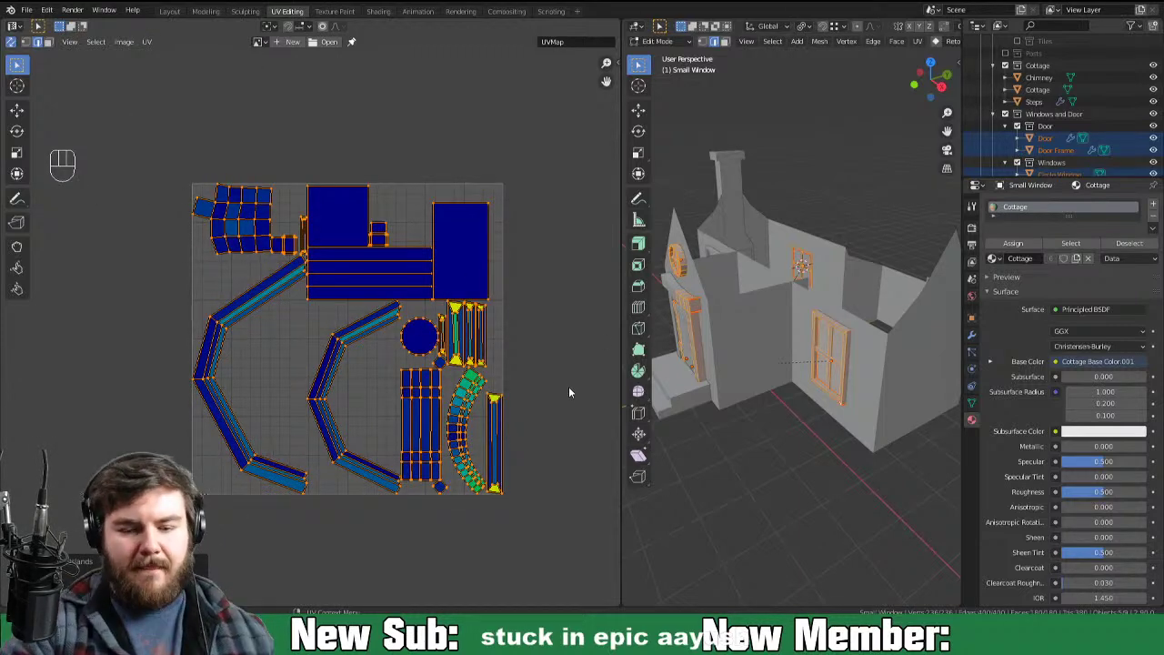
pyautogui.press('g')
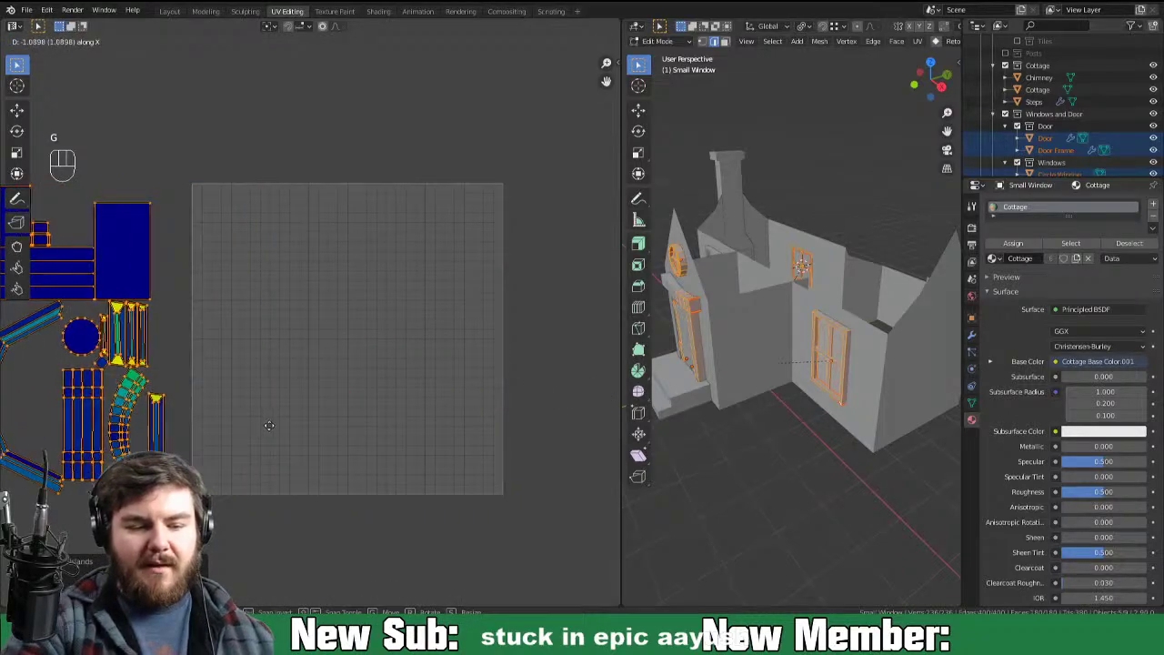
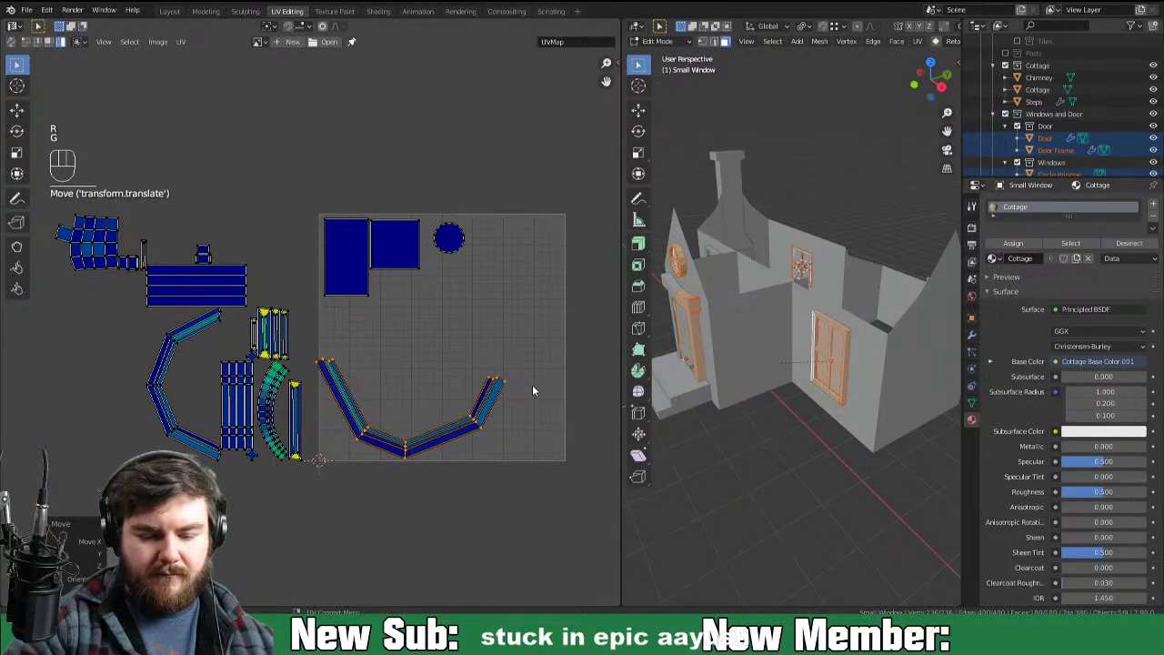
# Step: Rotate and nest the two arch strip islands beside each other
pyautogui.press('r')
pyautogui.press('g')
pyautogui.press('r')
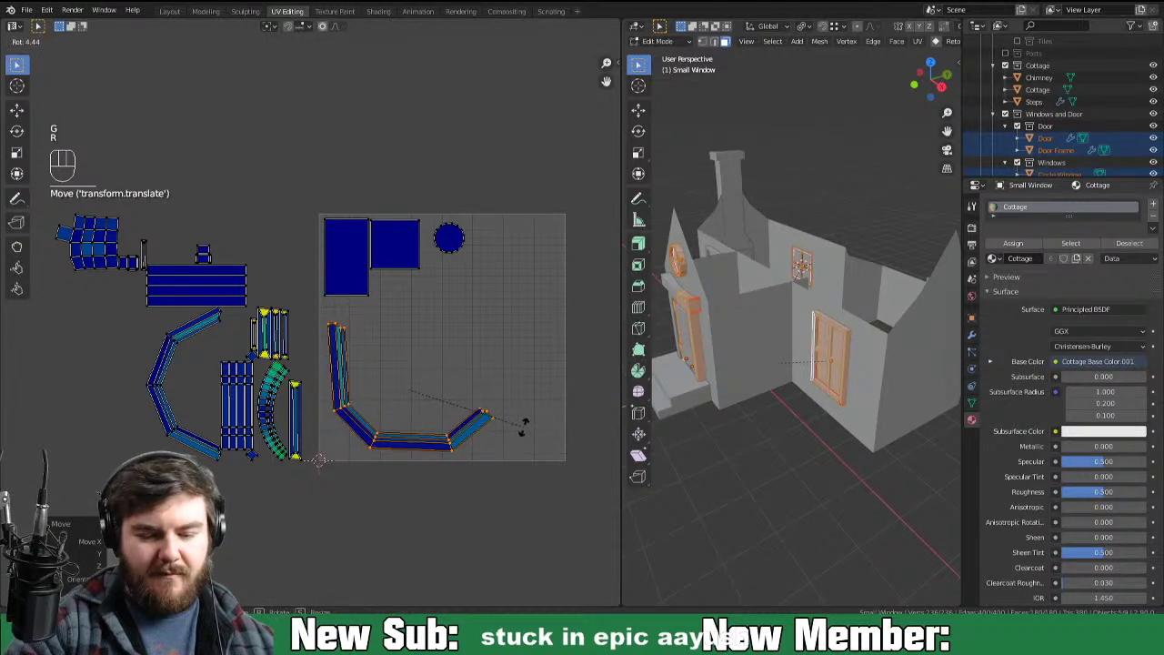
pyautogui.press('g')
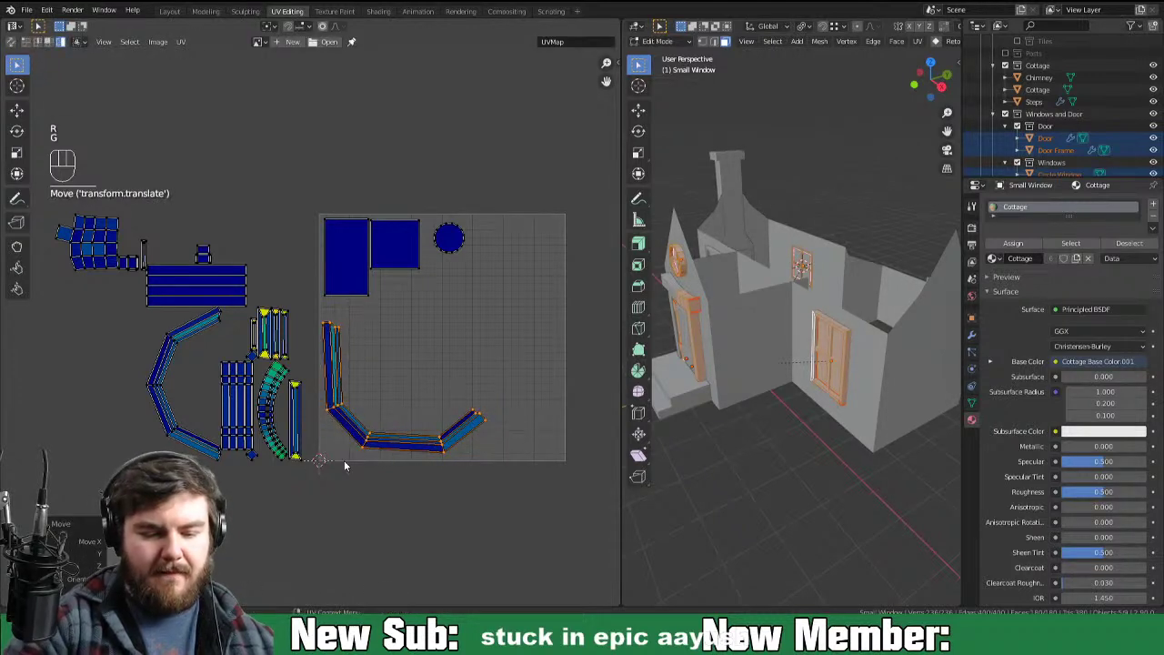
pyautogui.press('r')
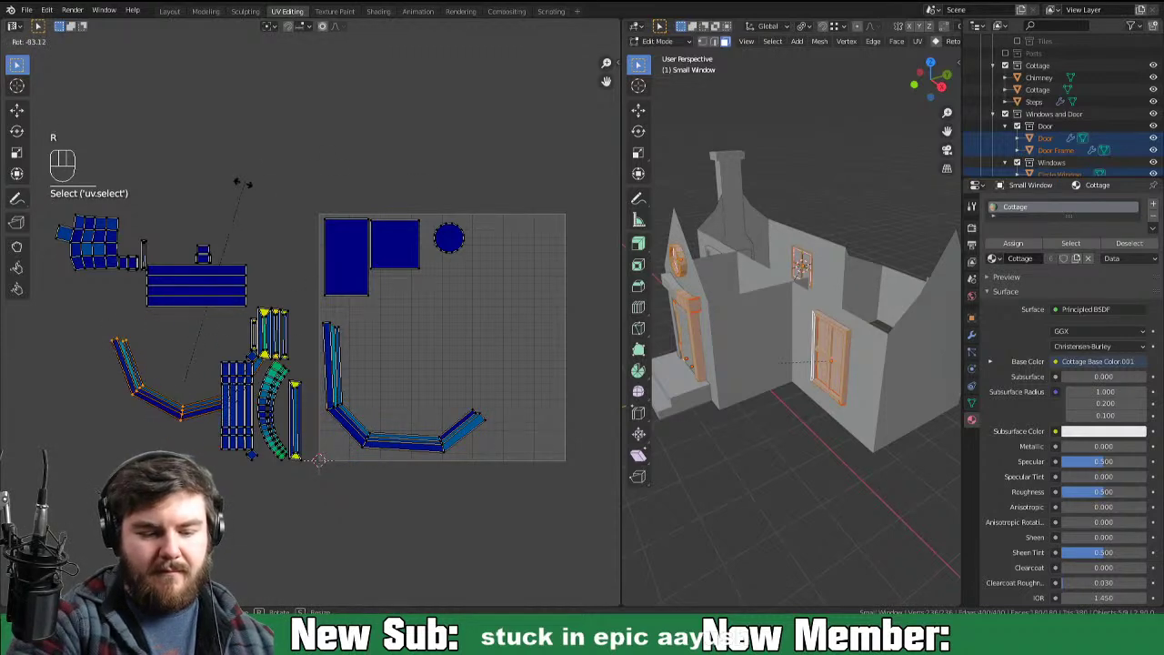
pyautogui.press('g')
pyautogui.press('r')
pyautogui.press('g')
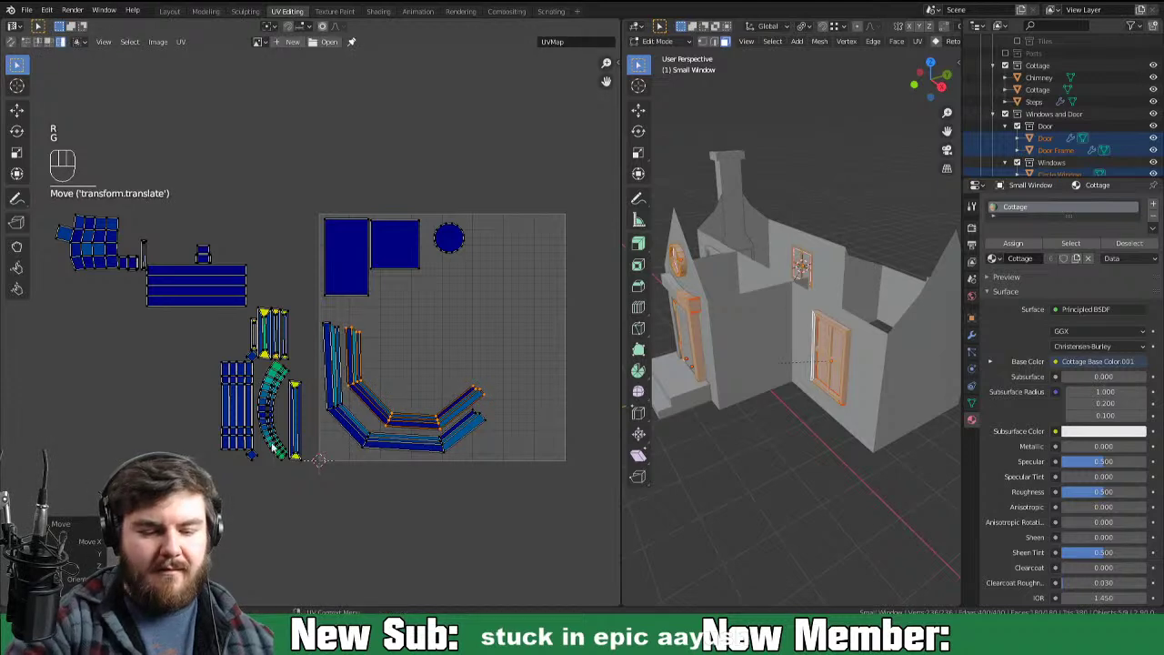
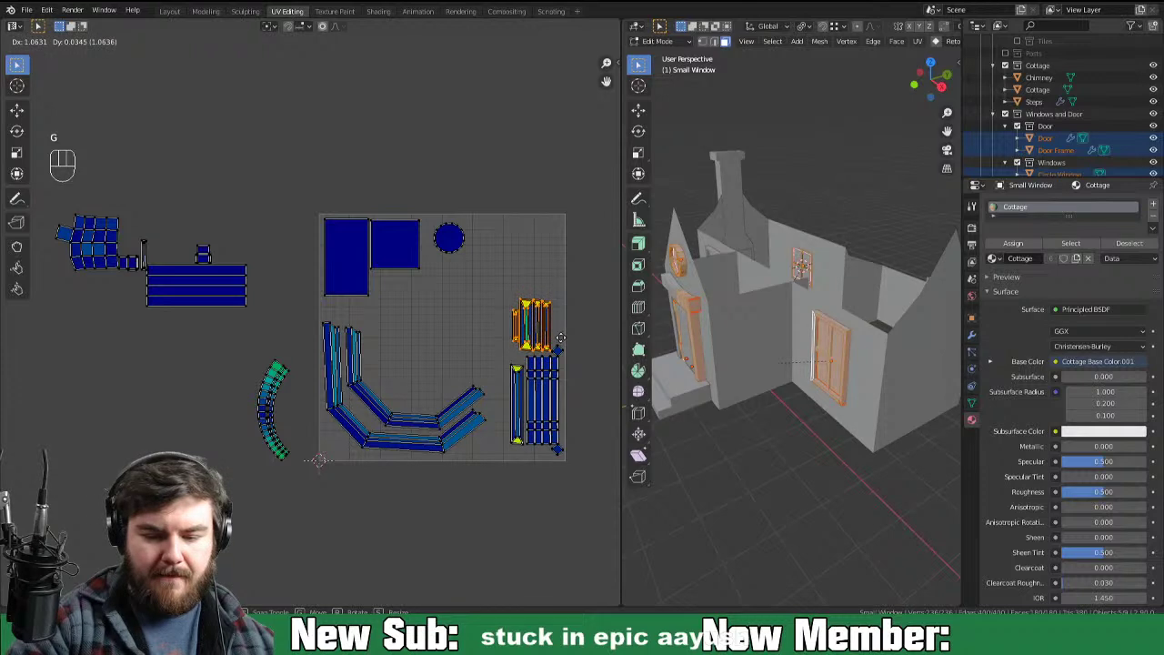
# Step: Place the curved strip inside the arches and scale all islands to fit the UV square
pyautogui.press('g')
pyautogui.press('r')
pyautogui.press('g')
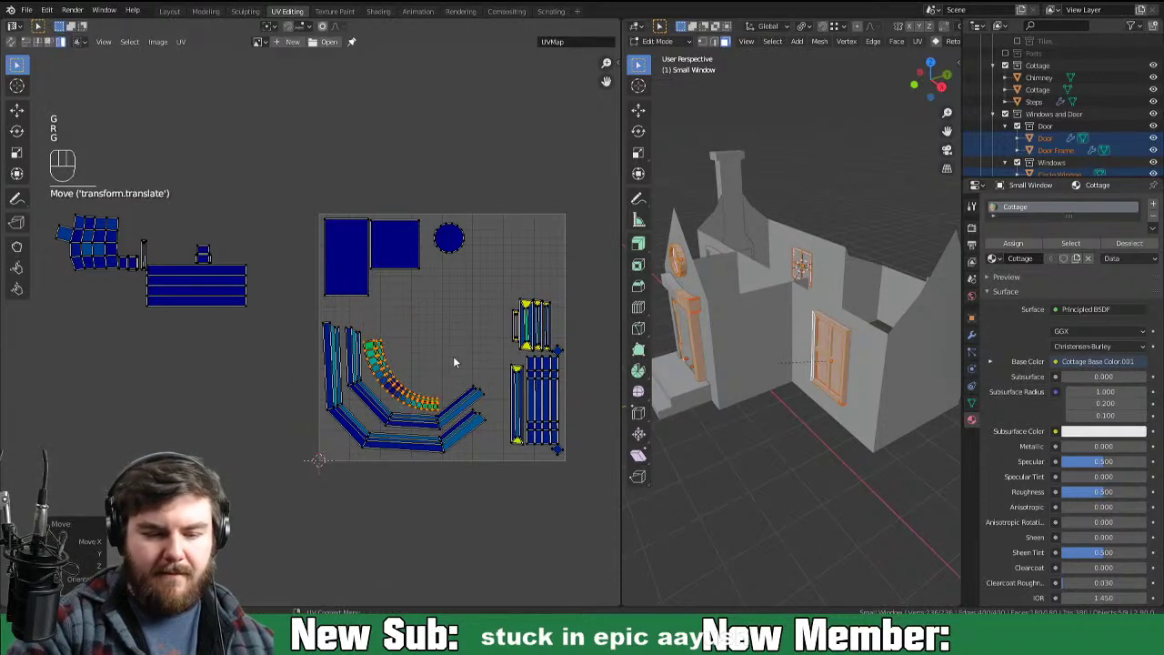
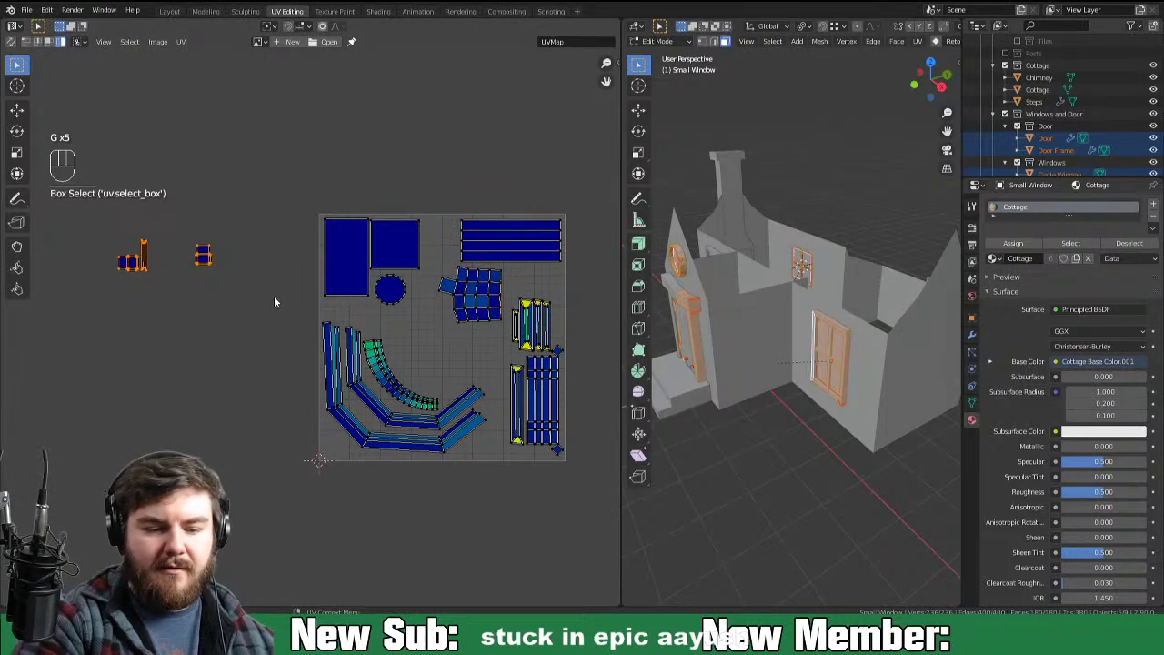
pyautogui.press('a')
pyautogui.press('s')
pyautogui.press('g')
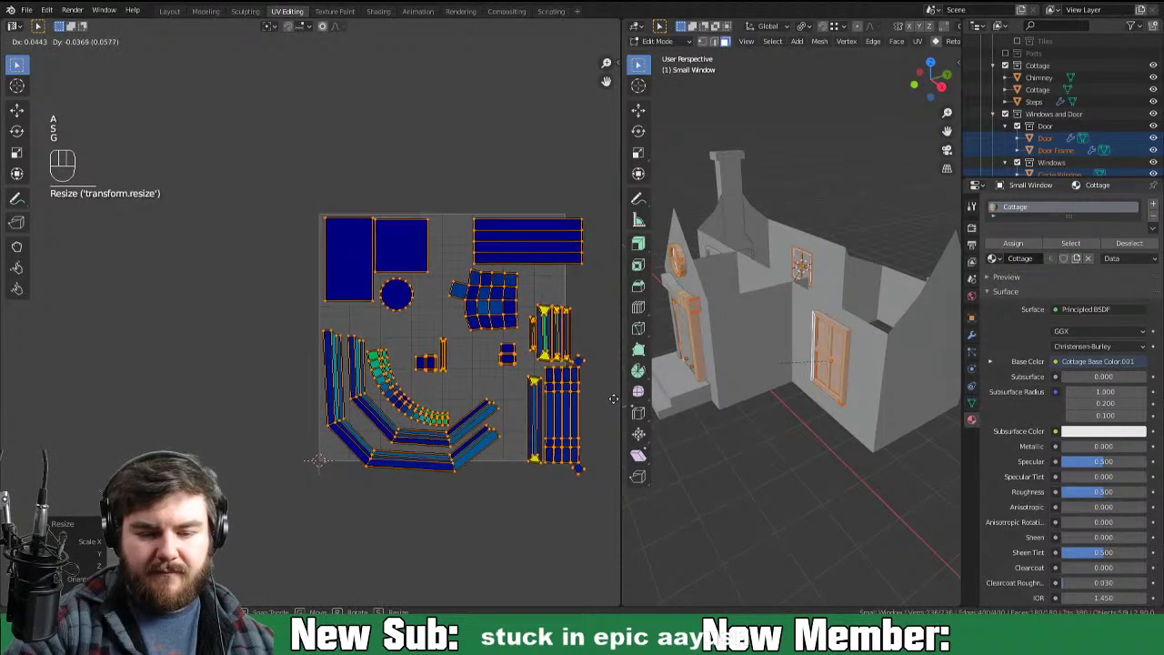
pyautogui.click(416, 415)
# Step: Move the arch and small window strip islands into their final positions
pyautogui.click(411, 462)
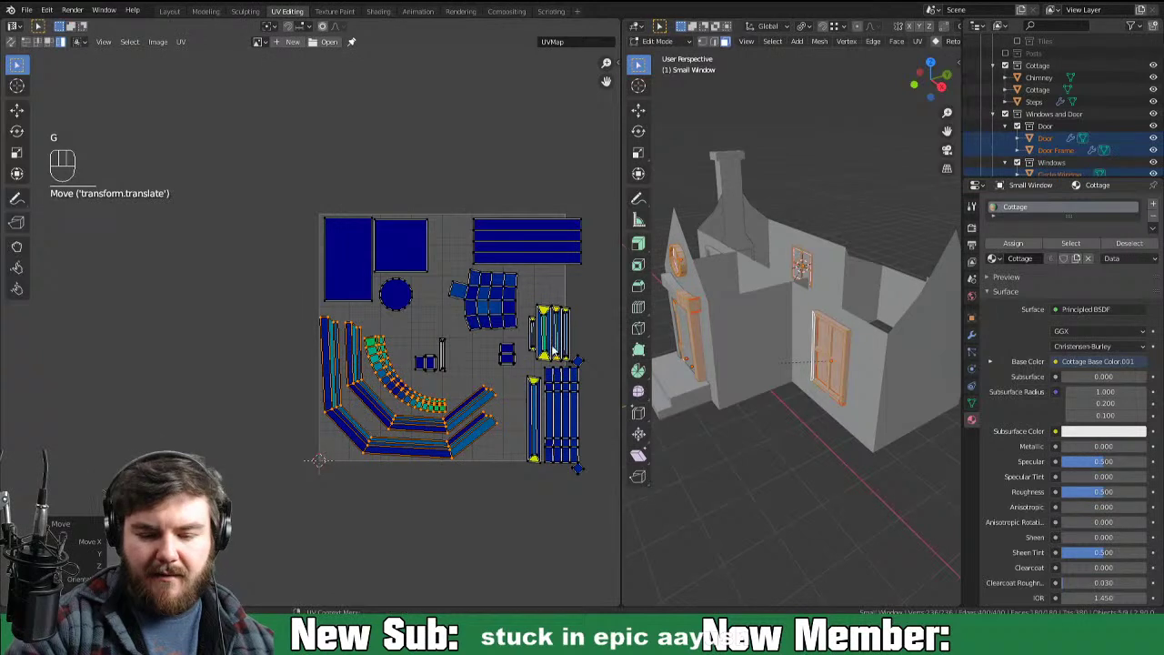
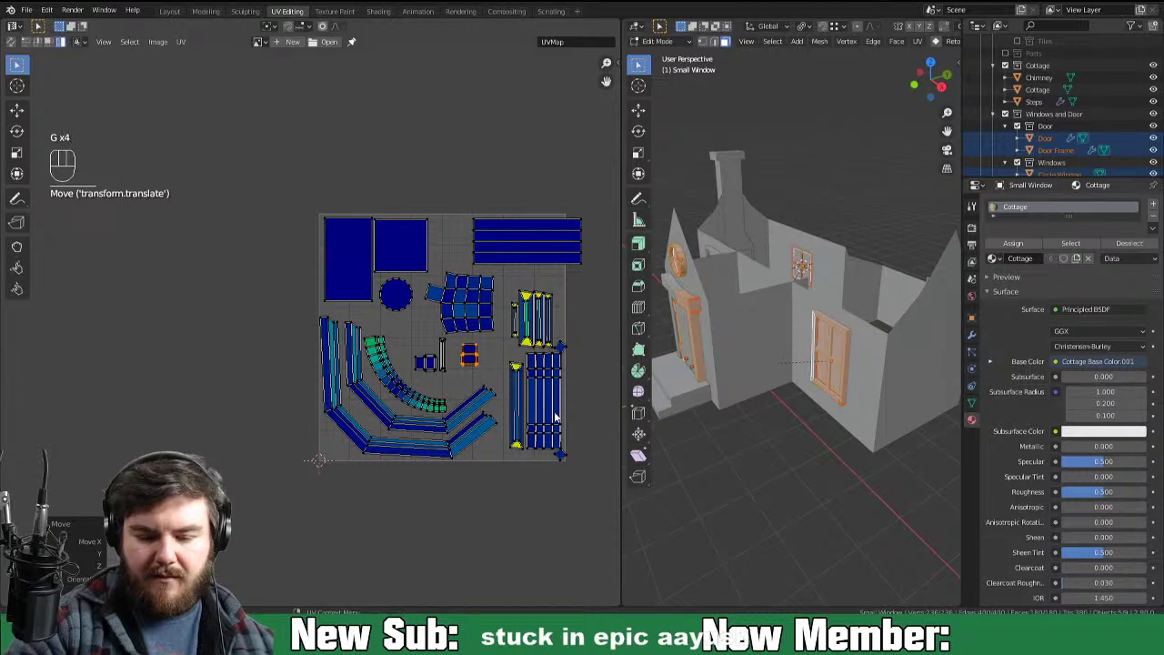
pyautogui.press('g')
pyautogui.moveTo(530, 328); pyautogui.dragTo(563, 343)
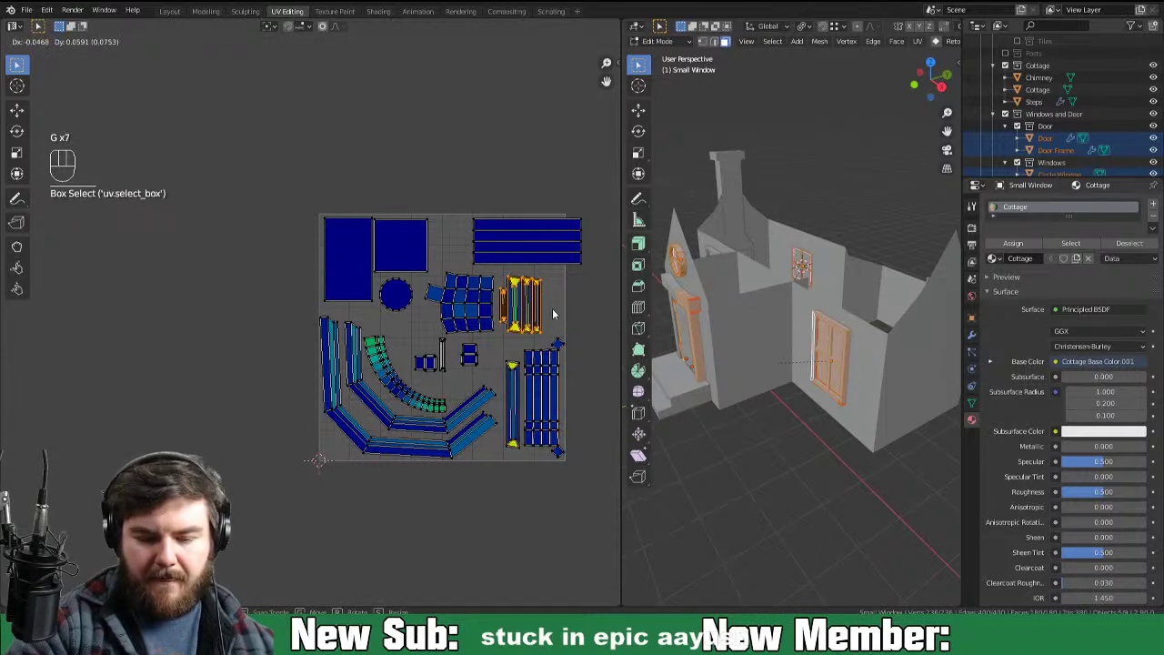
pyautogui.click(559, 246)
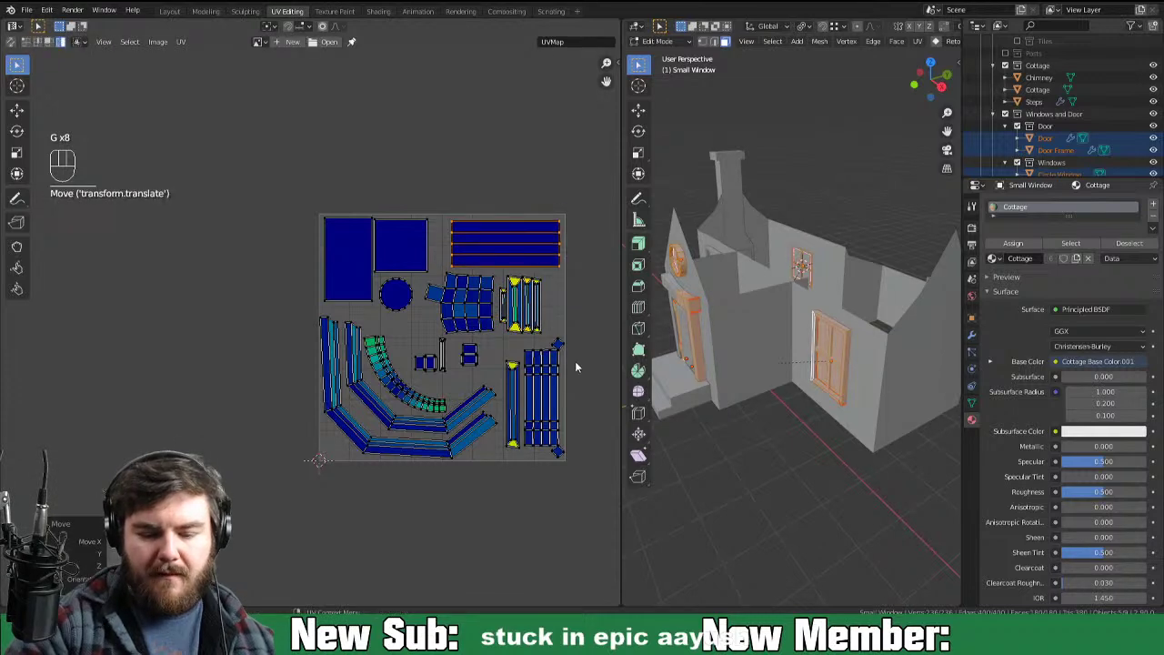
# Step: Leave UV editing for Object Mode with Door selected and face the cottage front
pyautogui.press('ctrl+s')
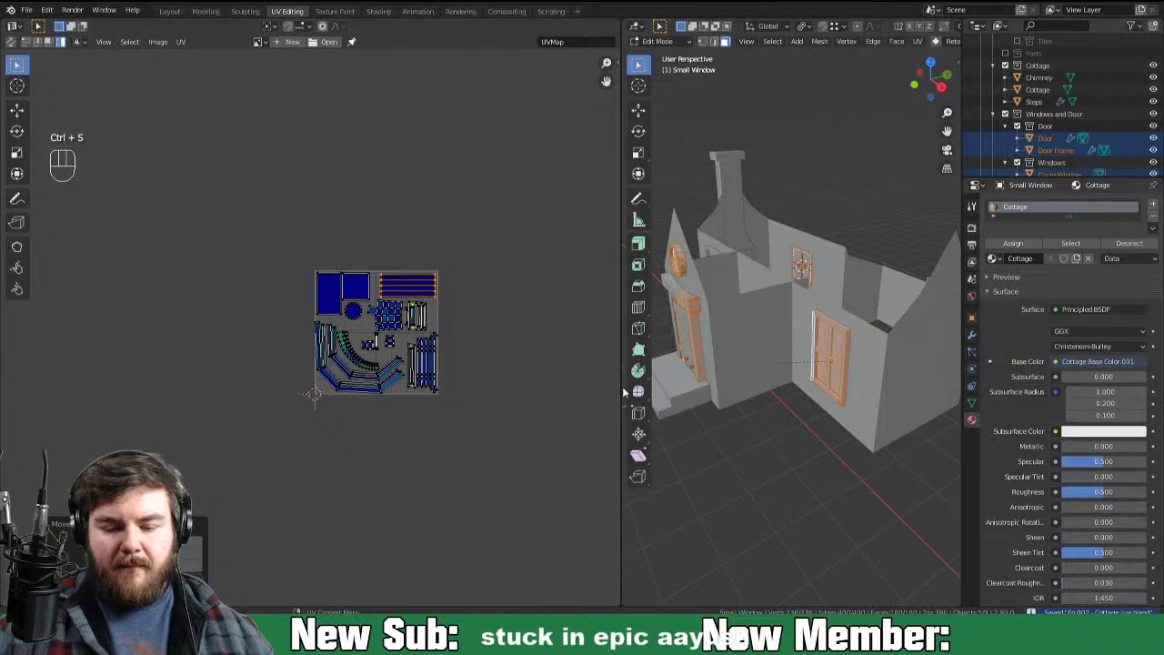
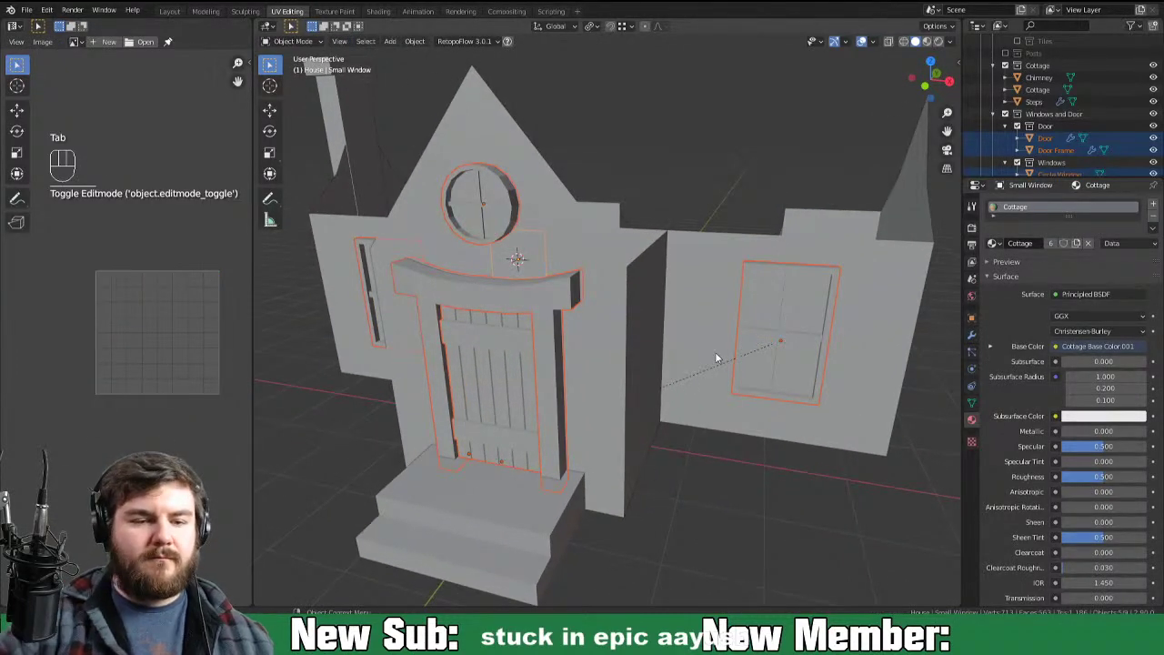
pyautogui.press('ctrl+s')
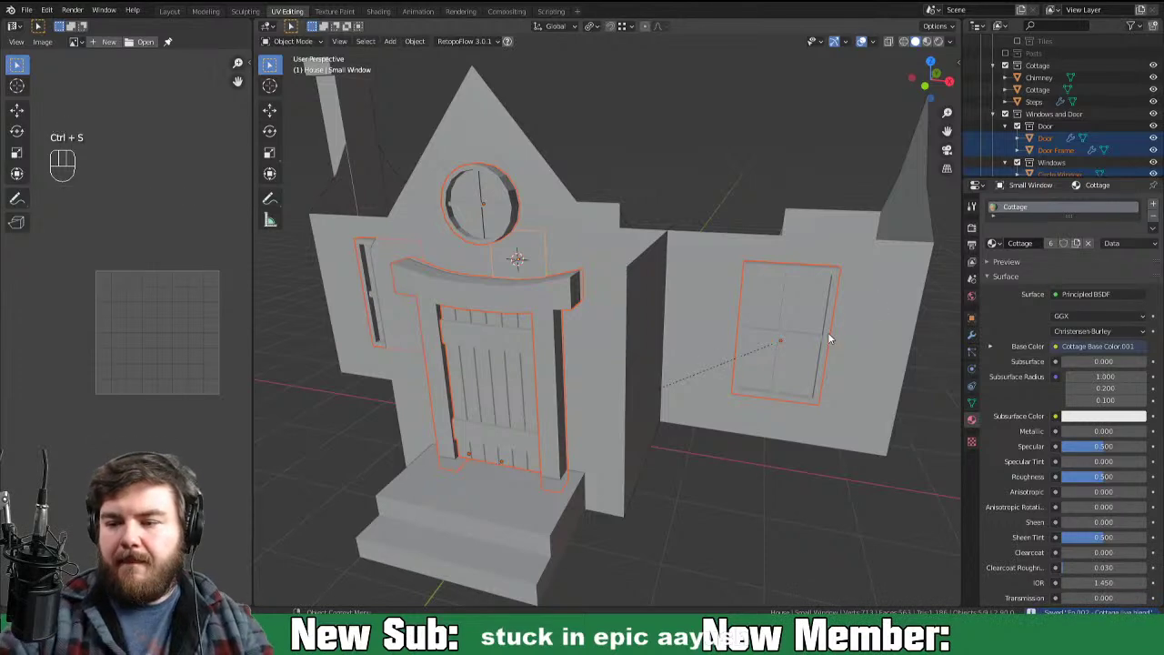
pyautogui.middleClick(550, 368)
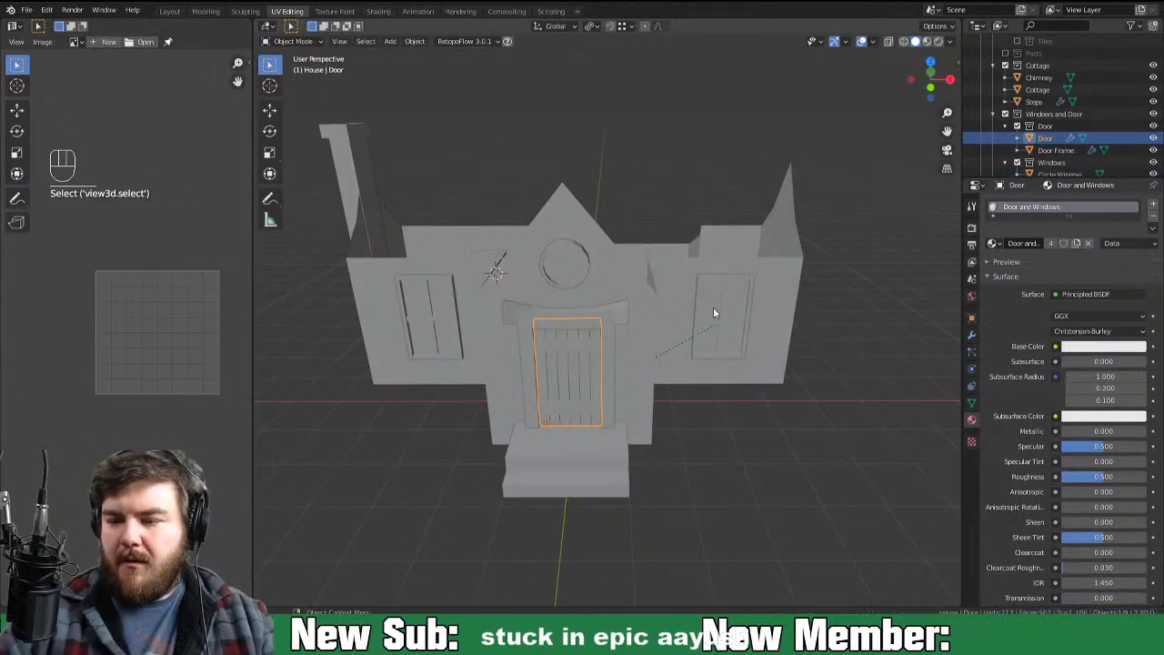
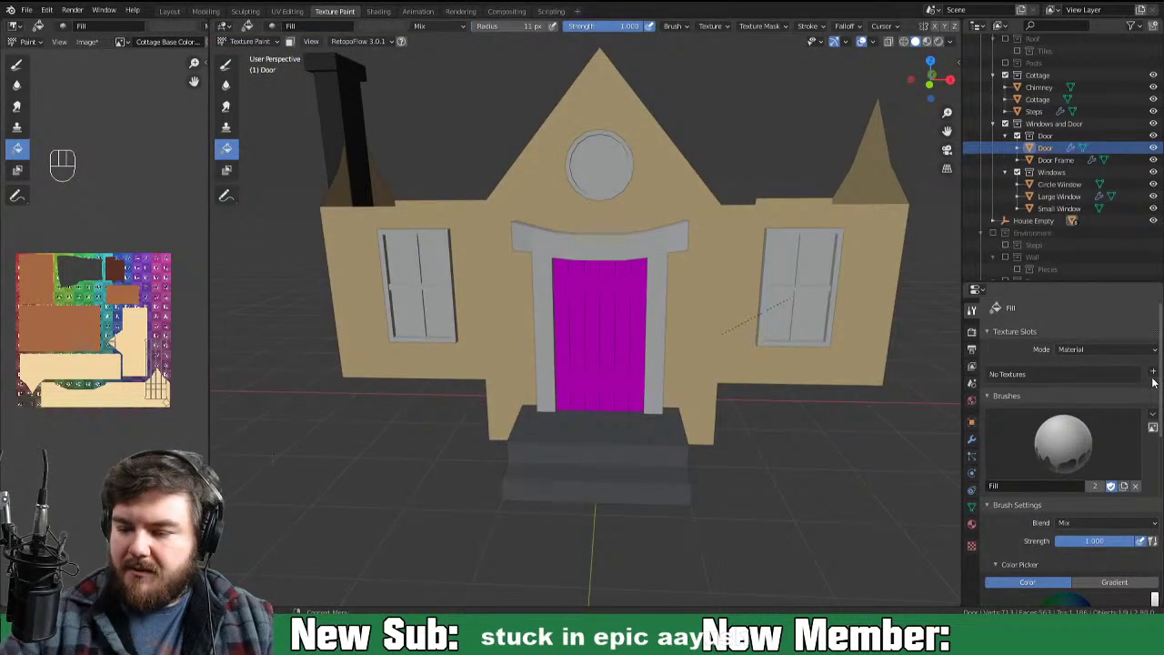
# Step: Create the Door and Windows Base Color texture slot and turn the view to the door
pyautogui.moveTo(1159, 376); pyautogui.dragTo(1072, 516)
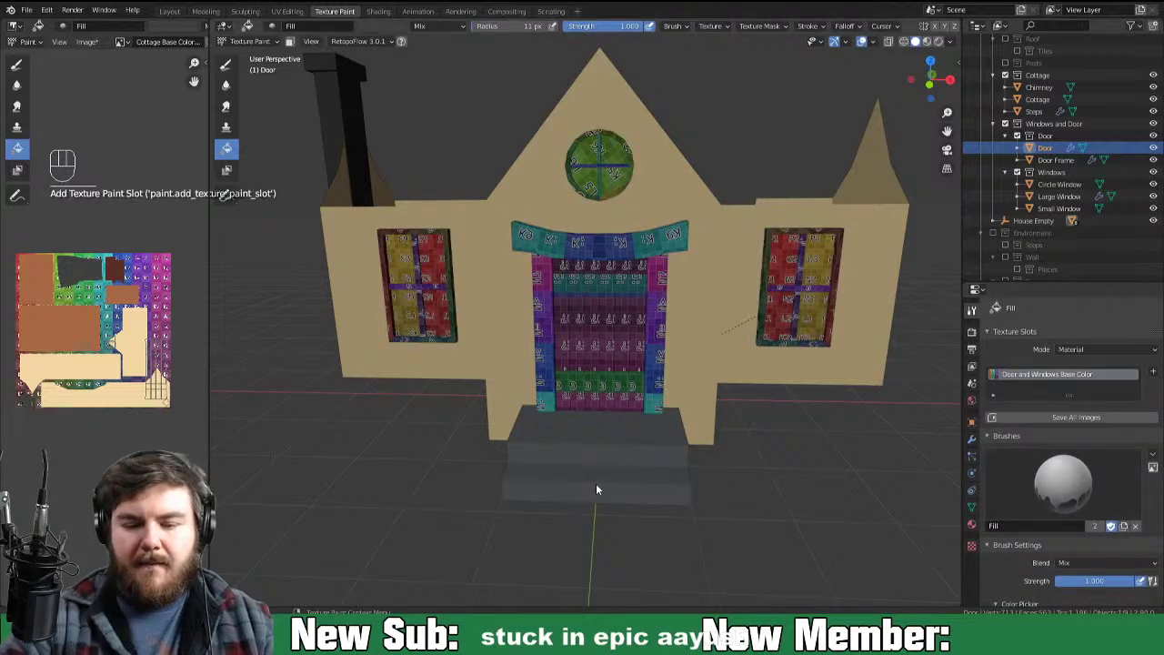
pyautogui.middleClick(721, 444)
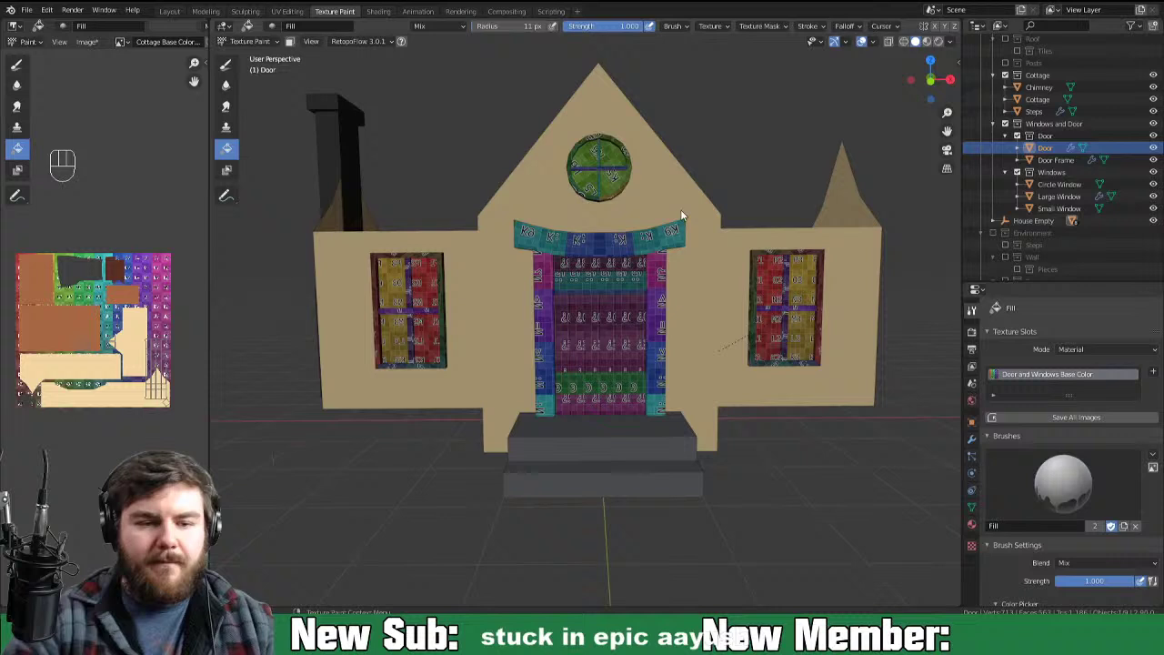
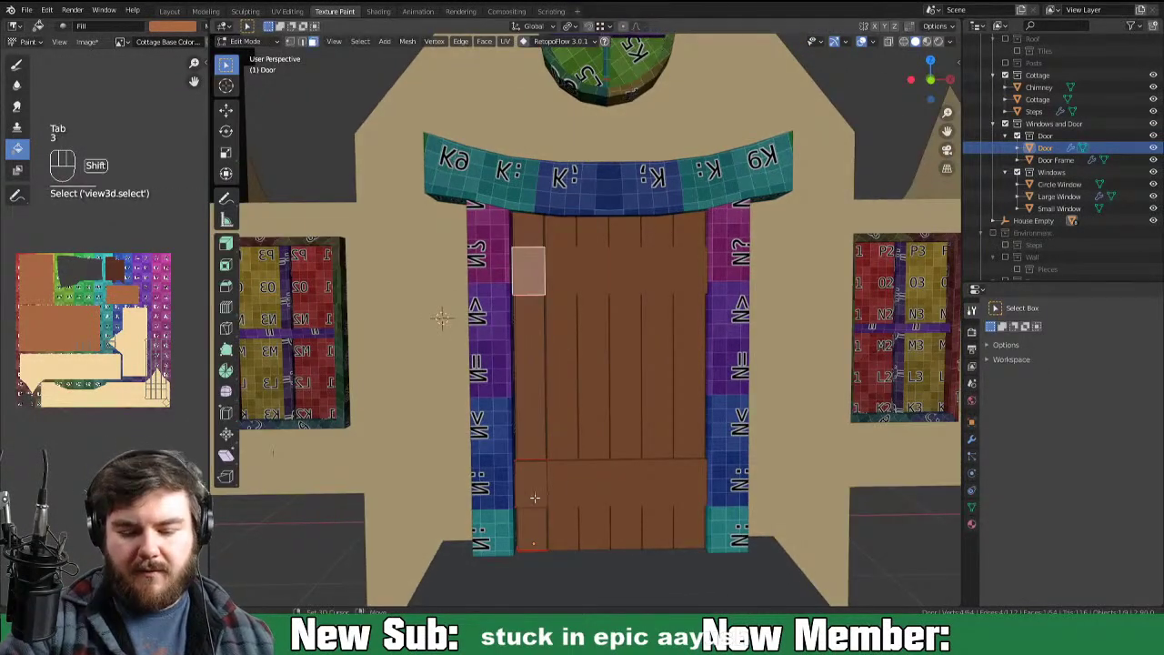
# Step: Select the connected brace faces and fill them and the door frame dark wood brown
pyautogui.press('ctrl+l')
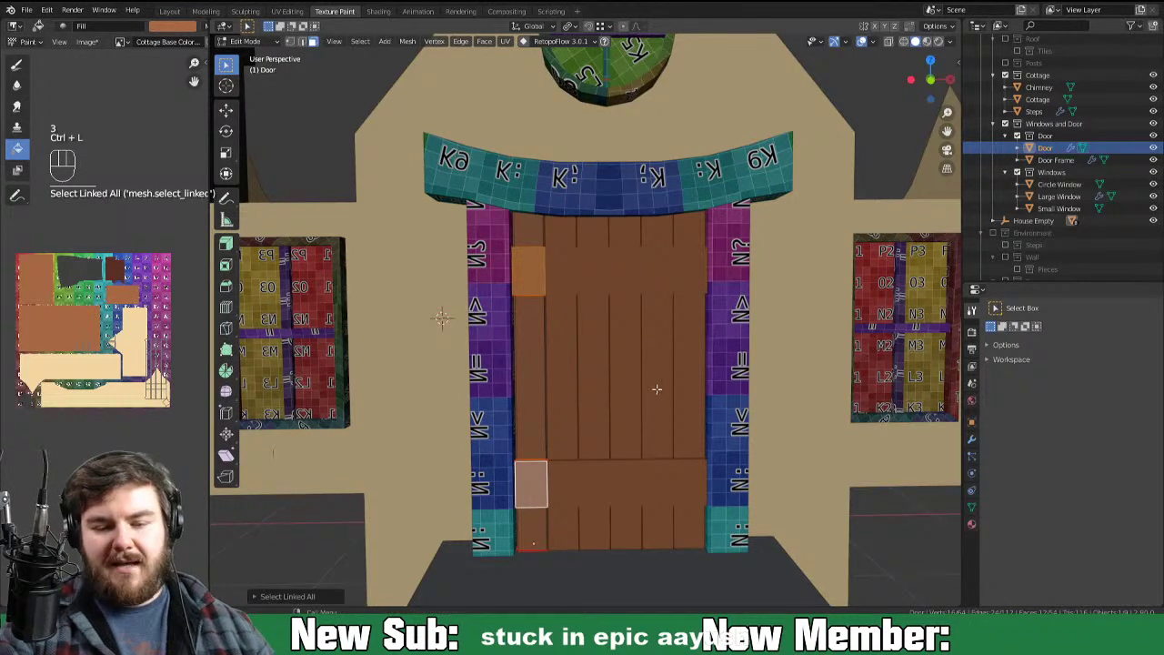
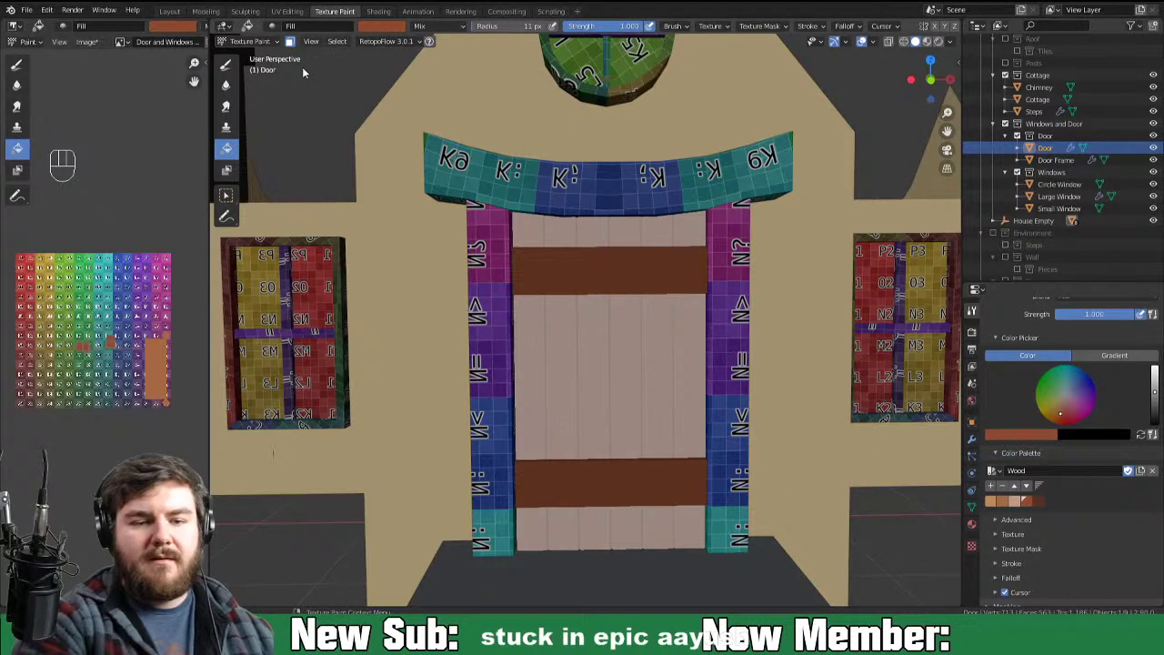
pyautogui.click(295, 44)
pyautogui.moveTo(840, 397); pyautogui.dragTo(864, 427)
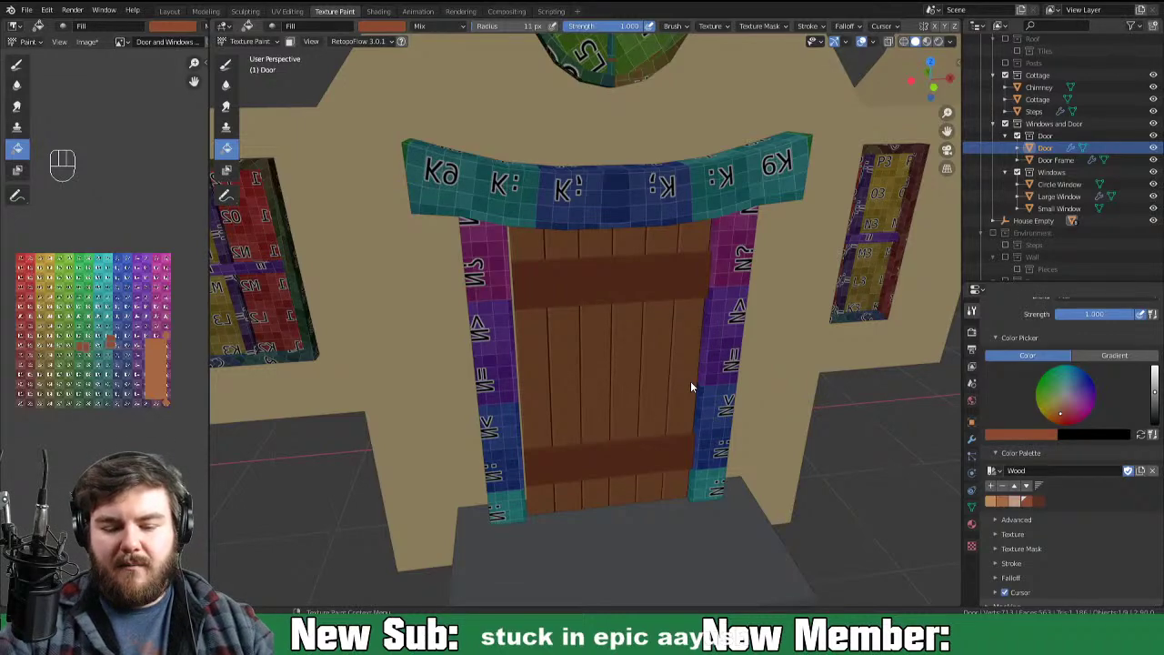
pyautogui.moveTo(835, 443); pyautogui.dragTo(804, 421)
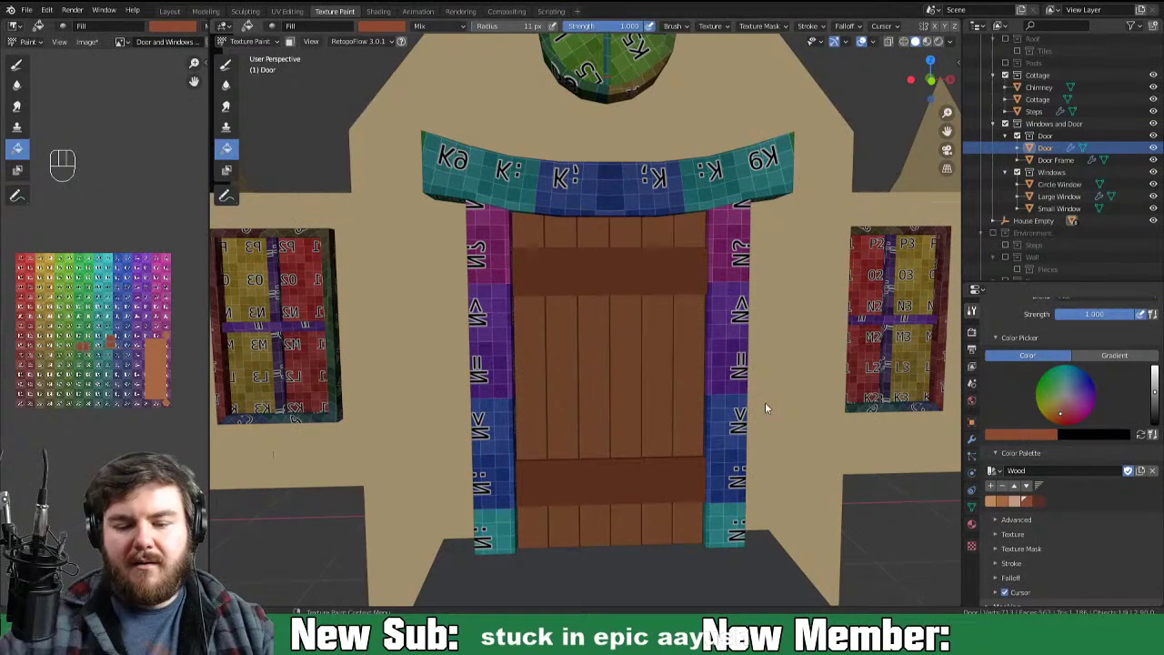
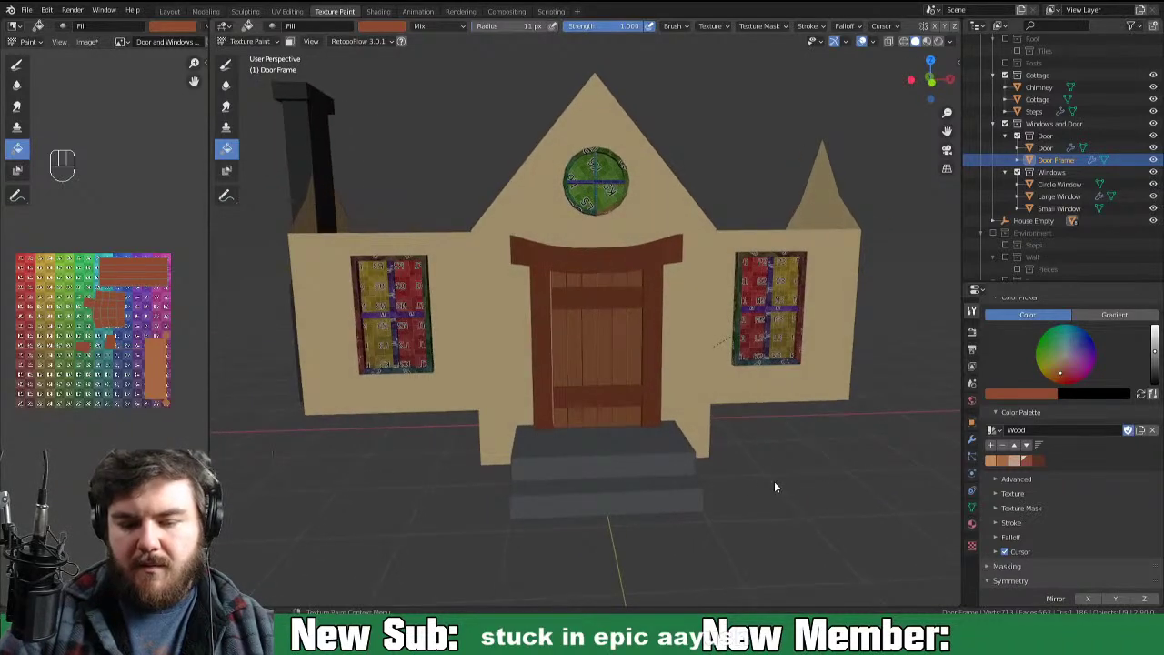
# Step: In Object Mode, nudge the Door a few millimetres along X and Z to centre it in its frame
pyautogui.press('ctrl+Tab')
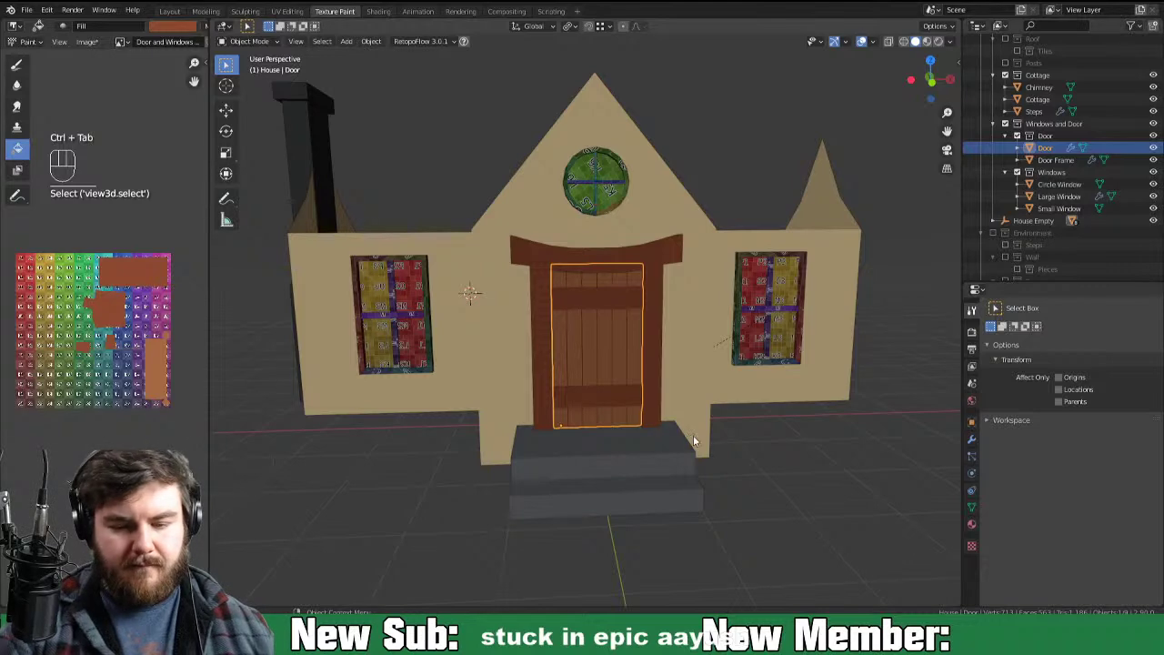
pyautogui.press('ctrl+=')
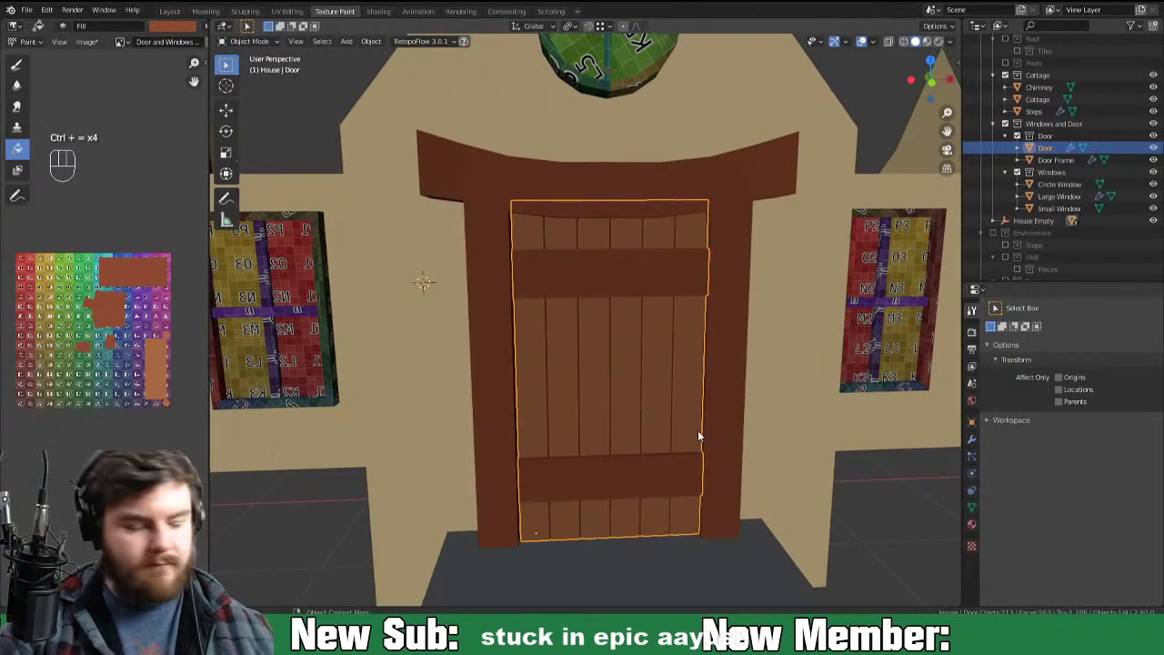
pyautogui.press('g')
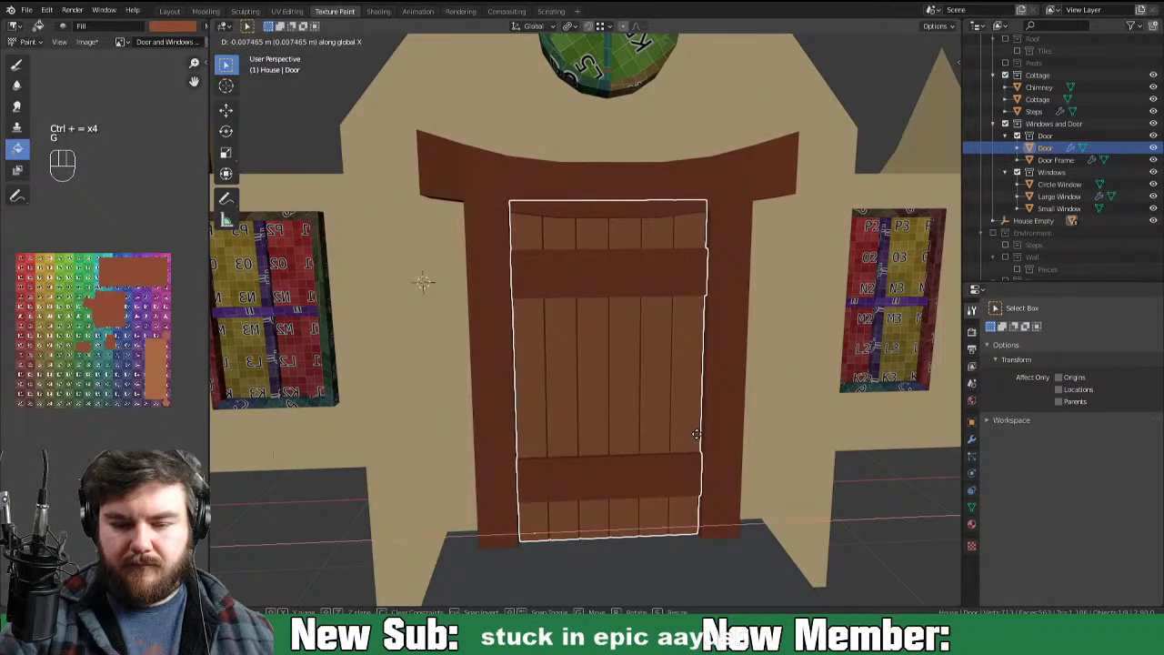
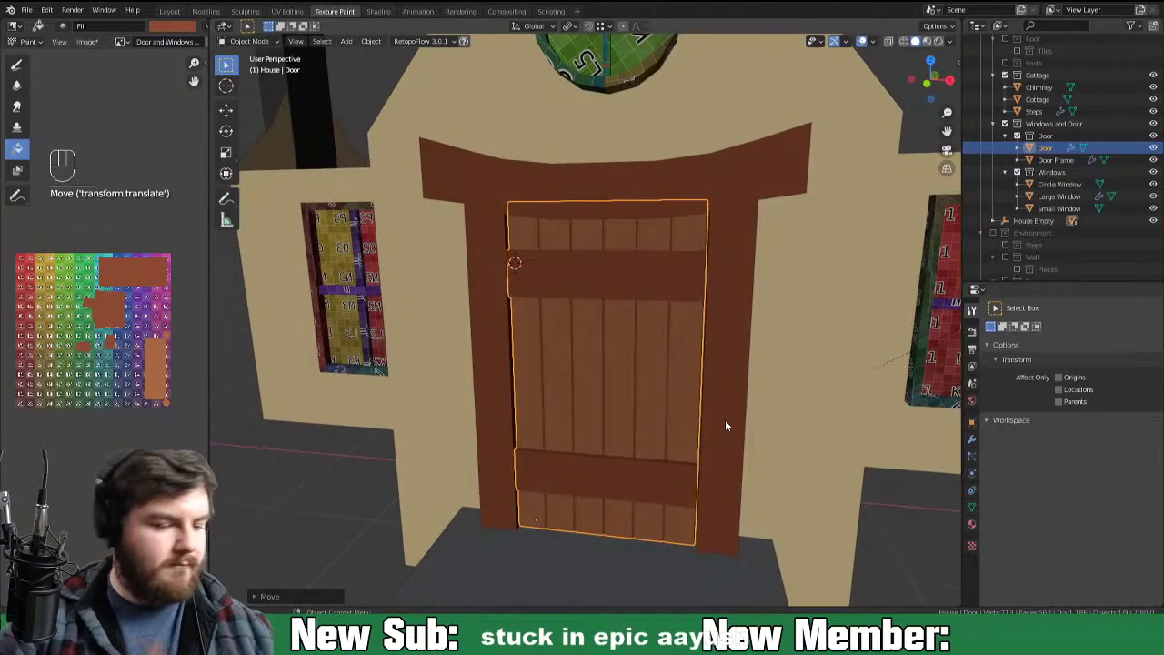
pyautogui.press('KP_1')
pyautogui.press('g')
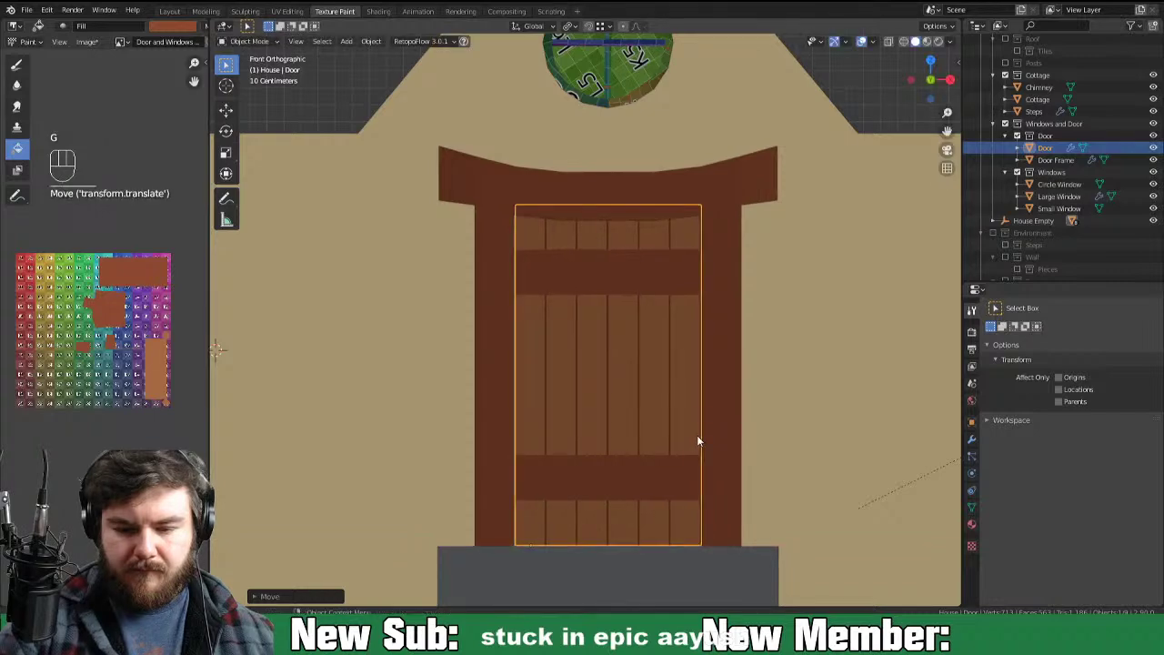
pyautogui.moveTo(747, 449); pyautogui.dragTo(727, 446)
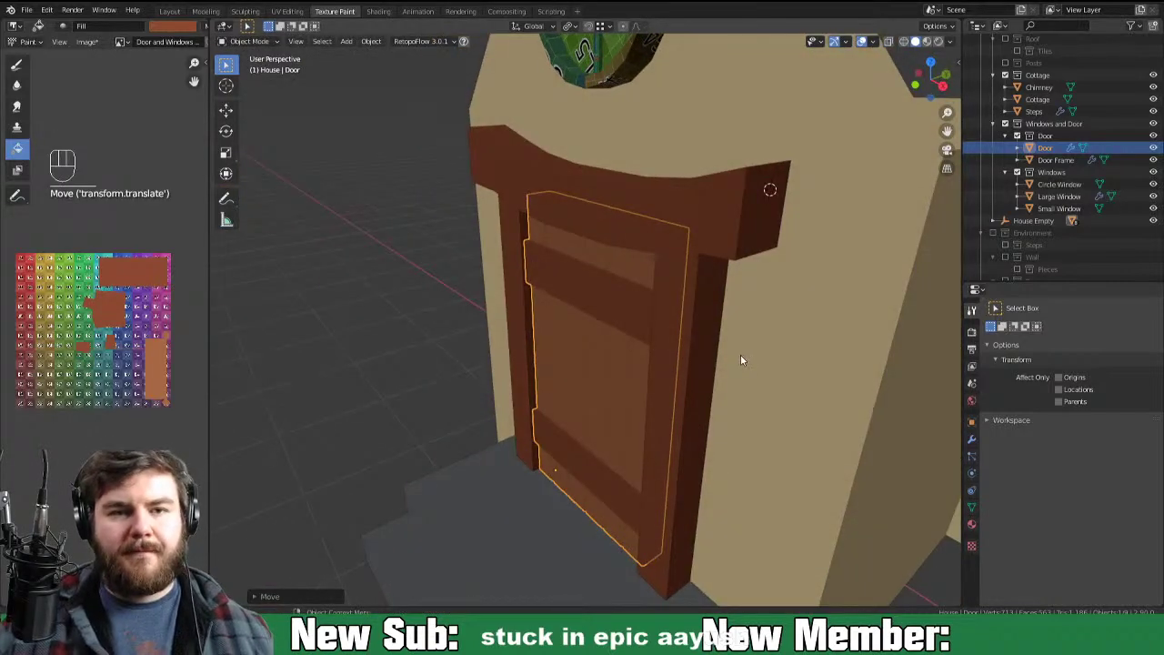
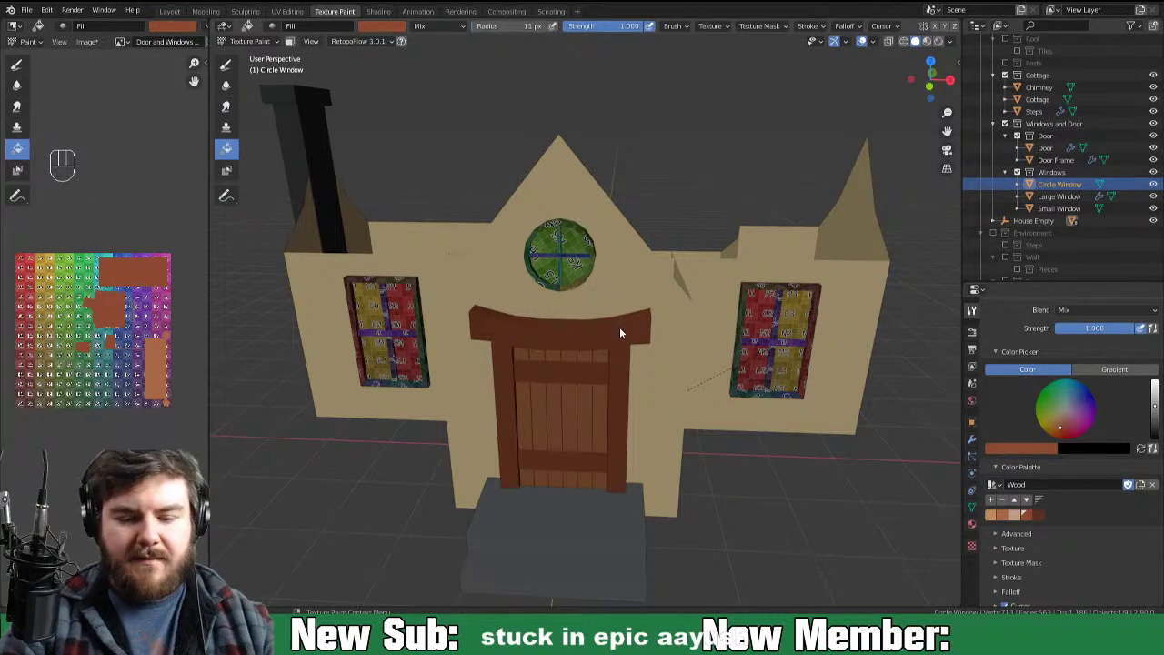
# Step: Paint the Circle Window's frame faces wood brown, then make Large Window the painted object
pyautogui.press('ctrl+Tab')
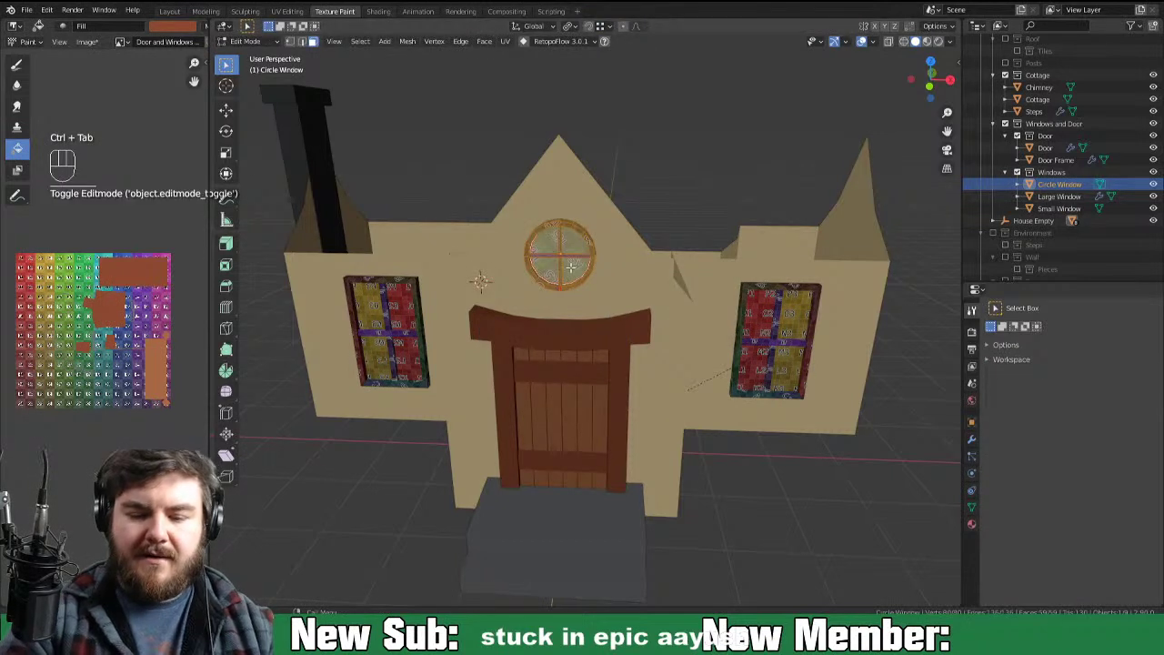
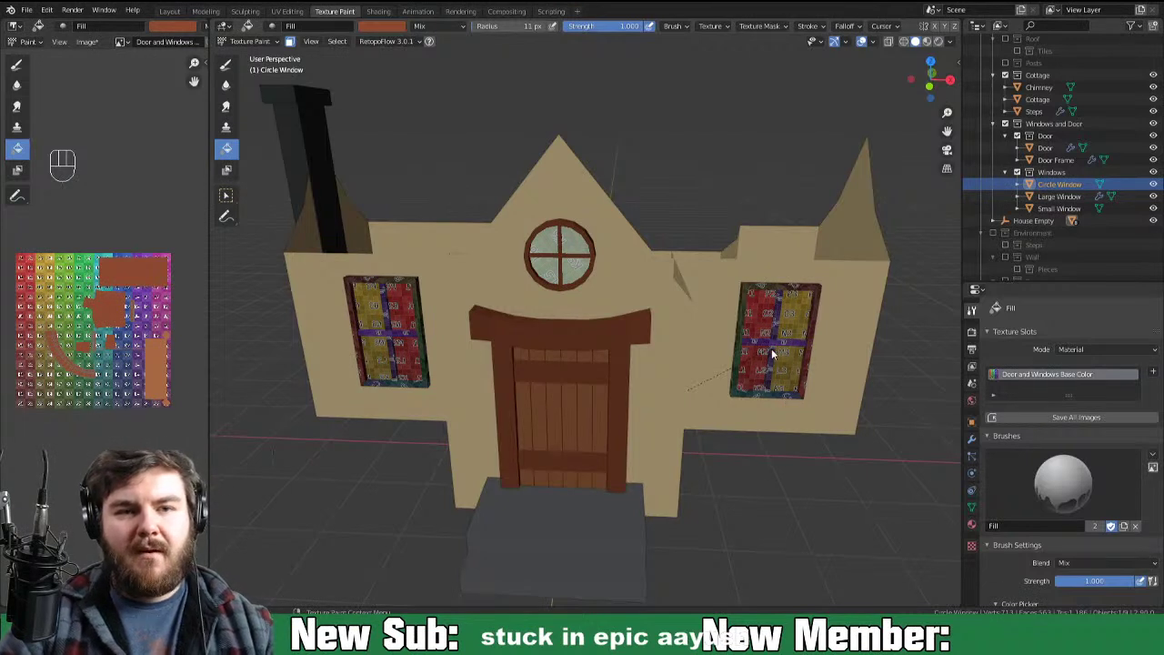
pyautogui.press('ctrl+Tab')
pyautogui.click(785, 372)
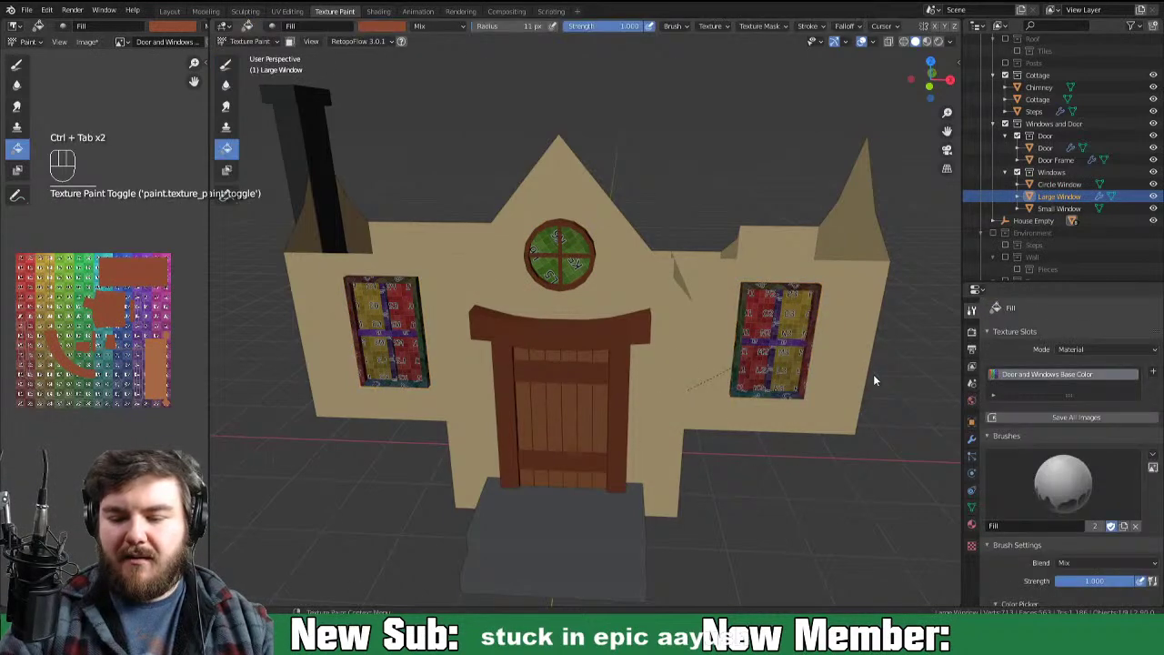
# Step: Fill the Large Window's glass pale and its frame wood brown
pyautogui.press('ctrl+Tab')
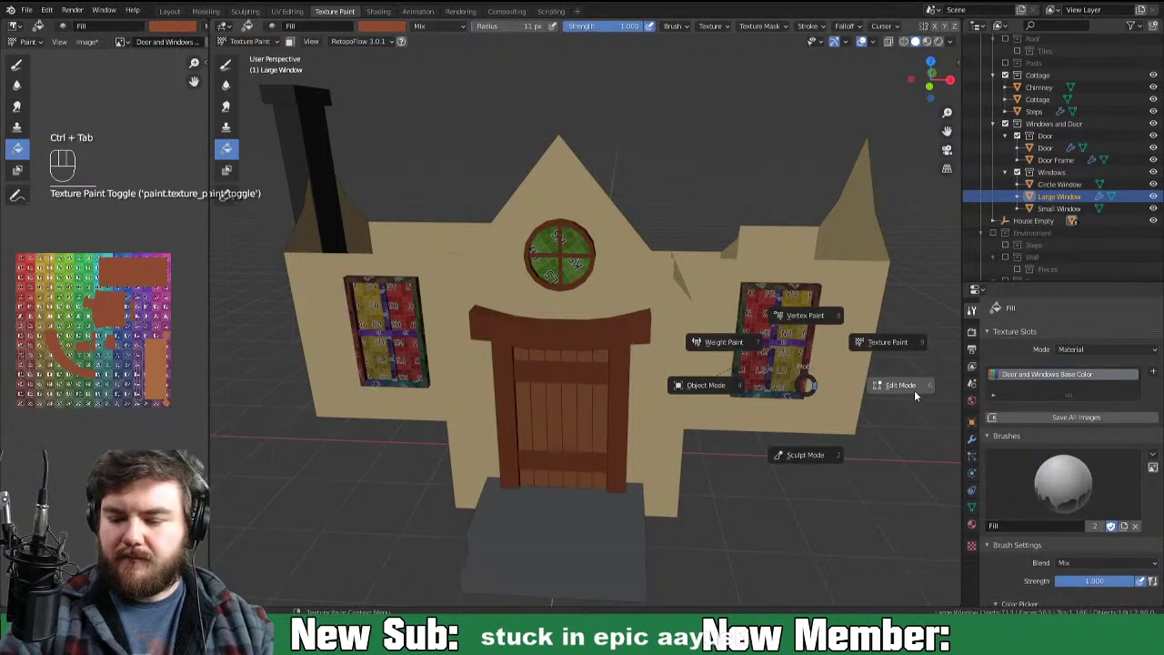
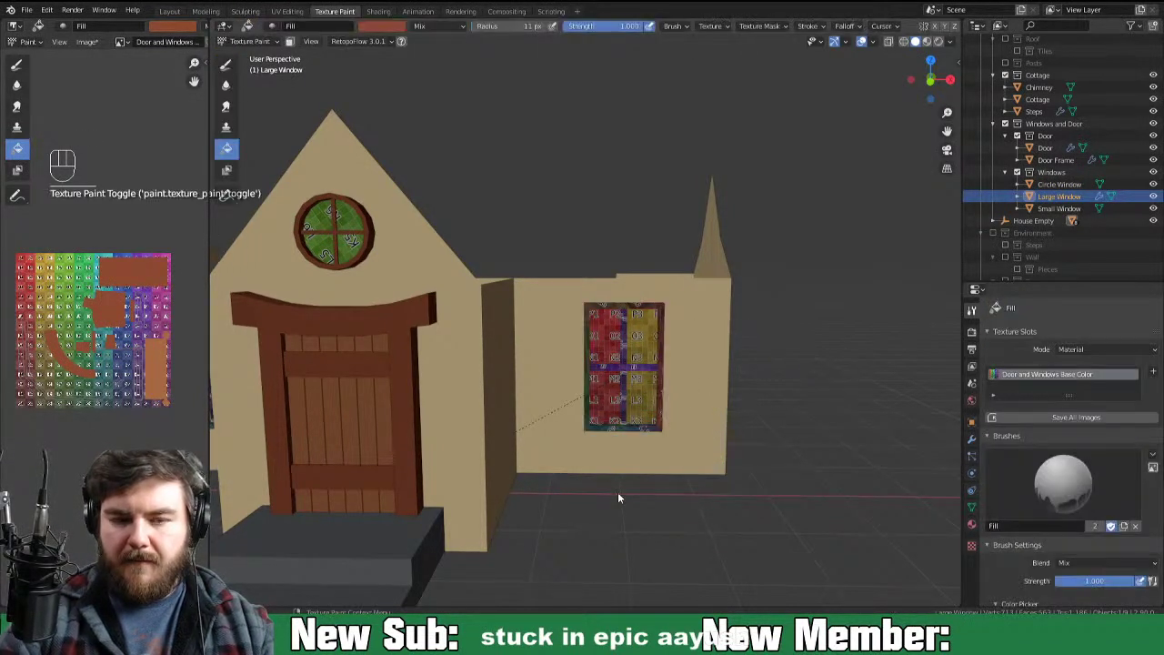
pyautogui.click(294, 50)
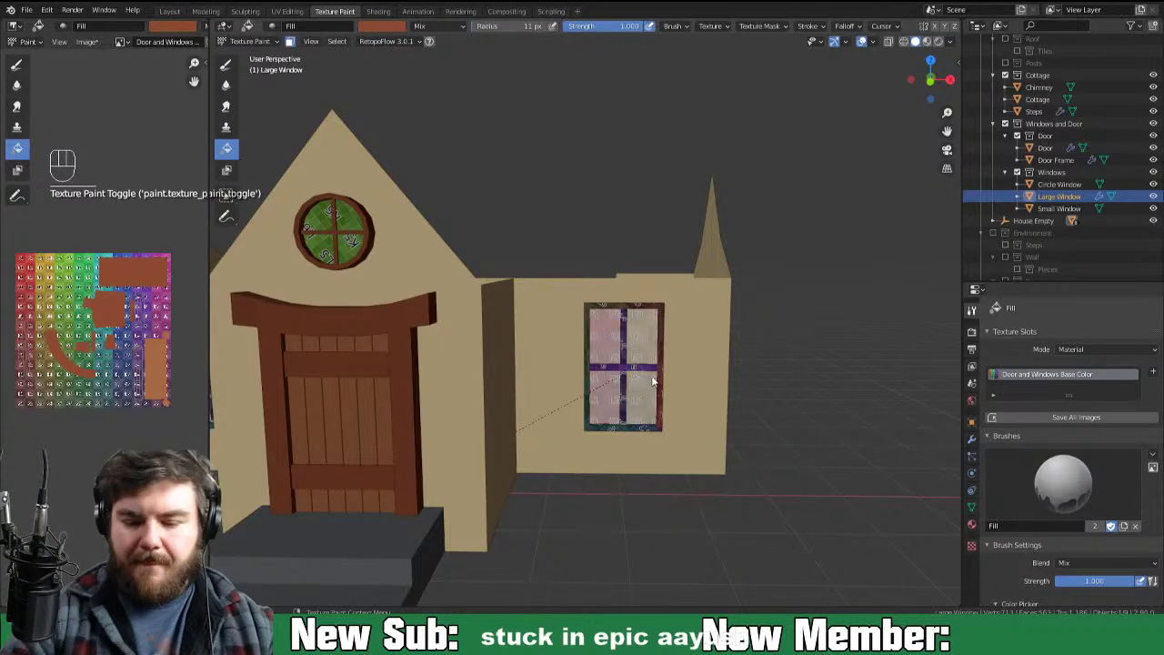
pyautogui.moveTo(812, 429); pyautogui.dragTo(800, 421)
pyautogui.middleClick(802, 418)
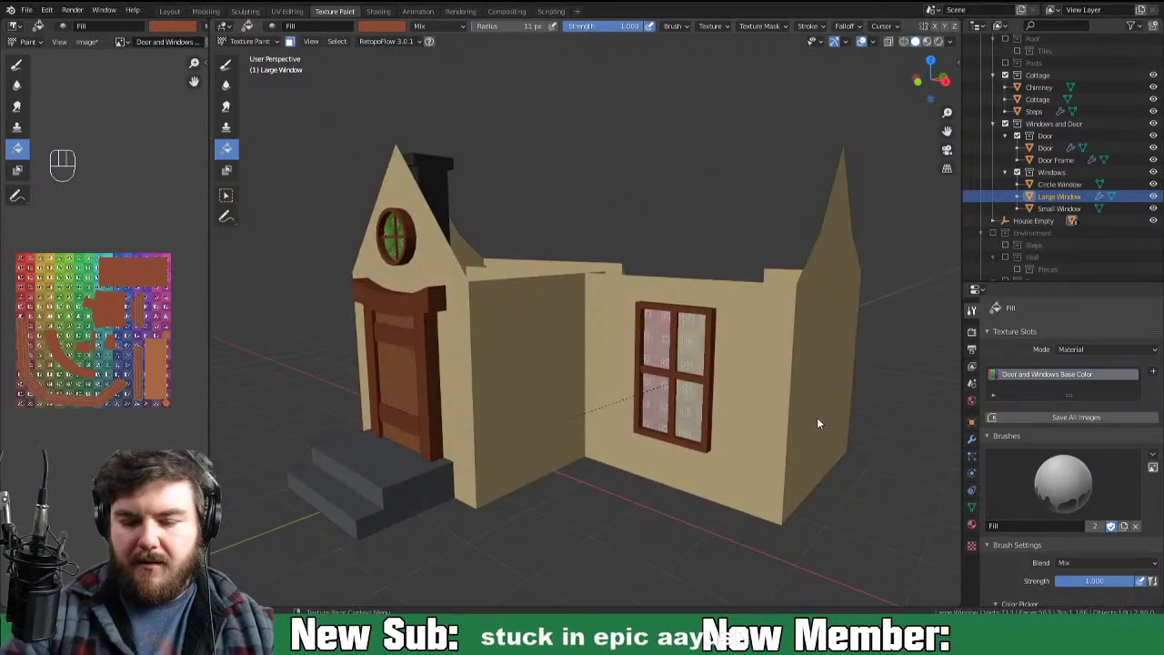
# Step: Swing round to the back wall and make the Small Window the object being painted
pyautogui.moveTo(742, 452); pyautogui.dragTo(746, 437)
pyautogui.middleClick(823, 418)
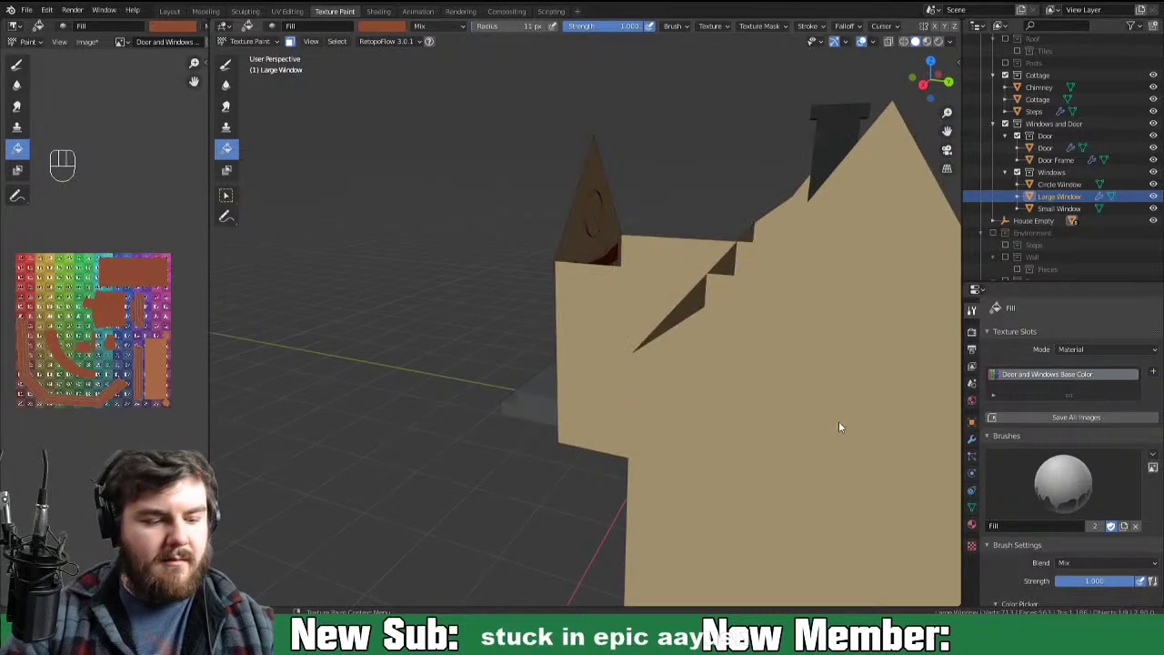
pyautogui.press('space')
pyautogui.moveTo(717, 407); pyautogui.dragTo(458, 491)
pyautogui.moveTo(776, 398); pyautogui.dragTo(721, 394)
pyautogui.moveTo(779, 429); pyautogui.dragTo(706, 385)
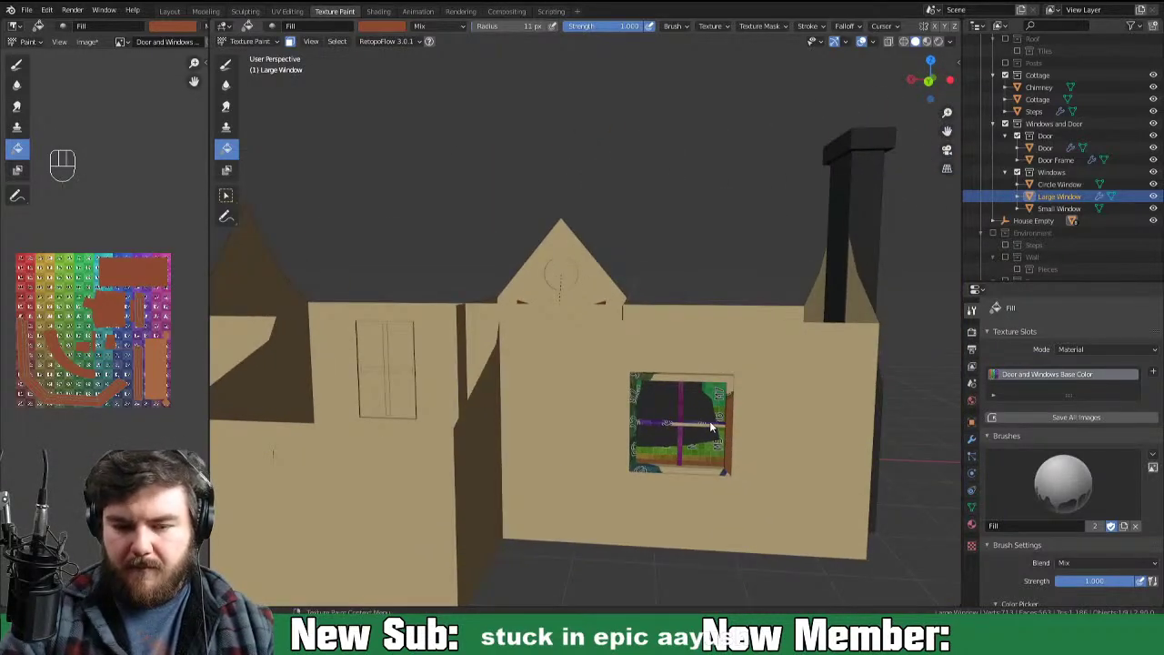
pyautogui.press('space')
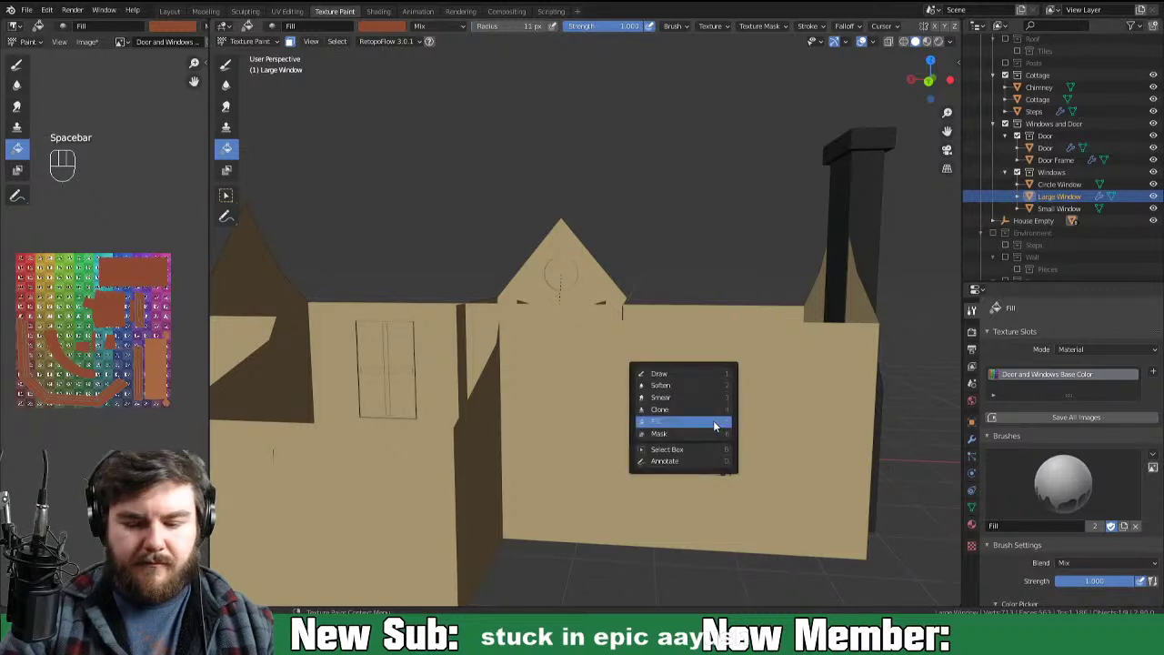
pyautogui.press('ctrl+Tab')
pyautogui.click(706, 437)
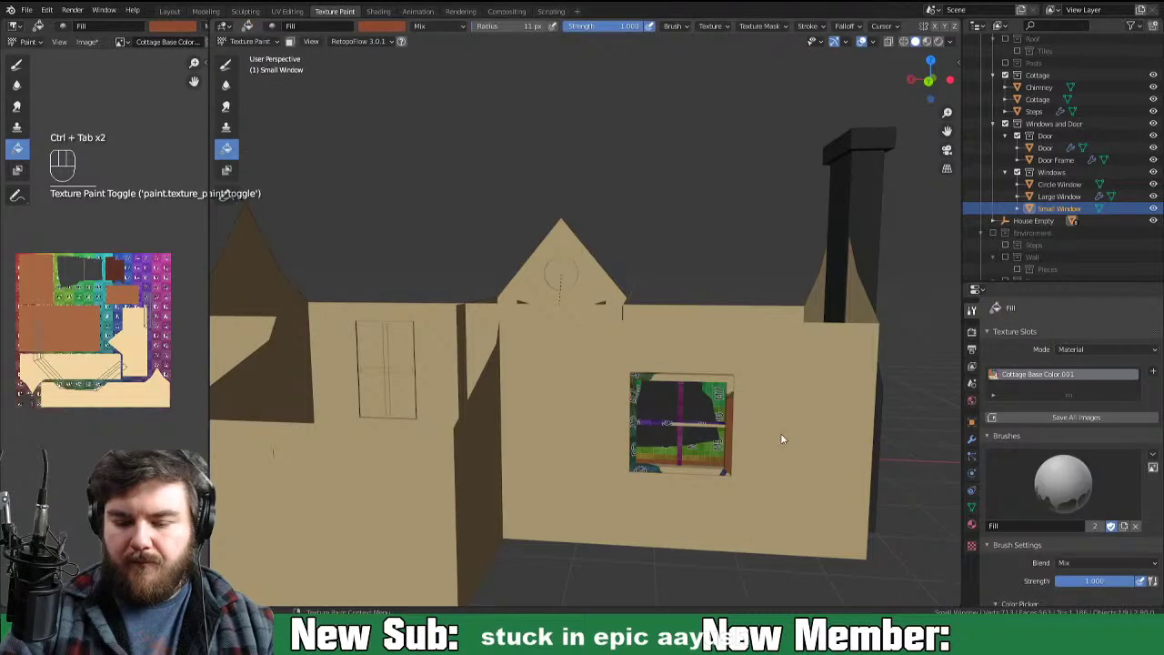
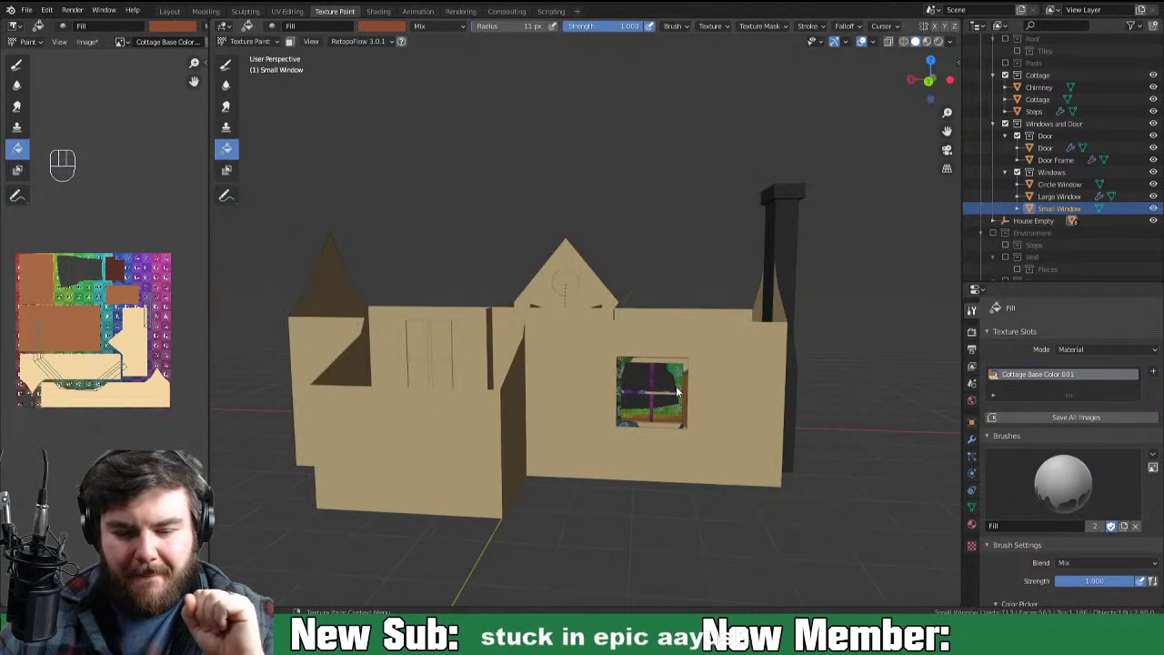
# Step: Unhide the Roof collection in the Outliner and view the whole cottage from the front
pyautogui.moveTo(723, 413); pyautogui.dragTo(556, 408)
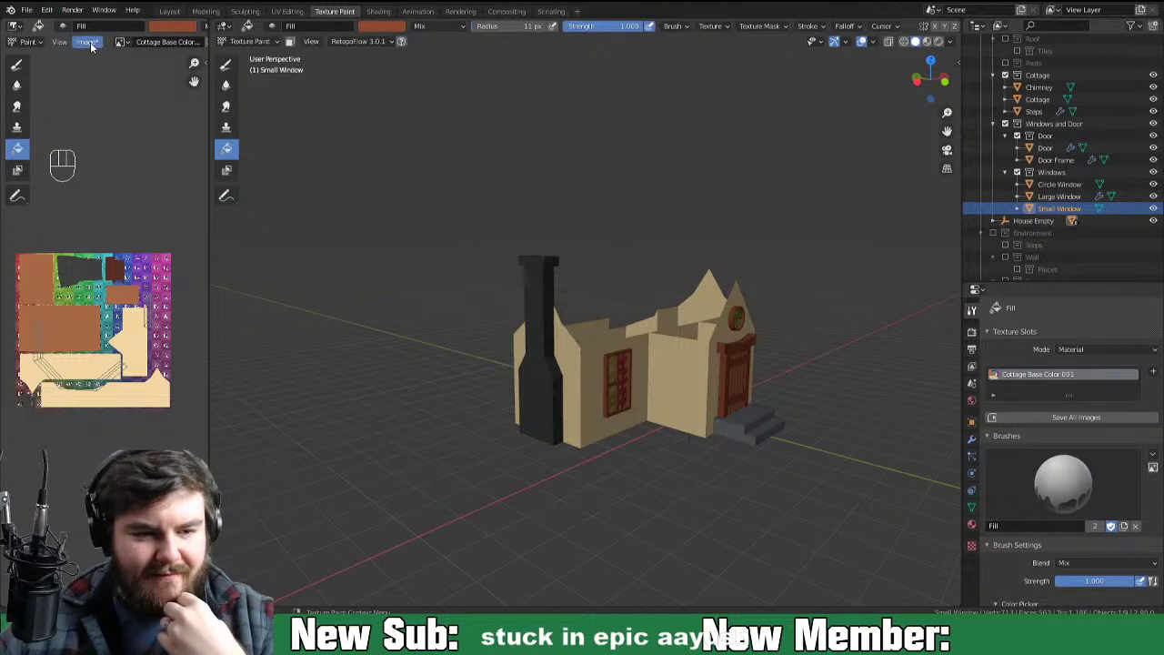
pyautogui.moveTo(98, 51); pyautogui.dragTo(126, 107)
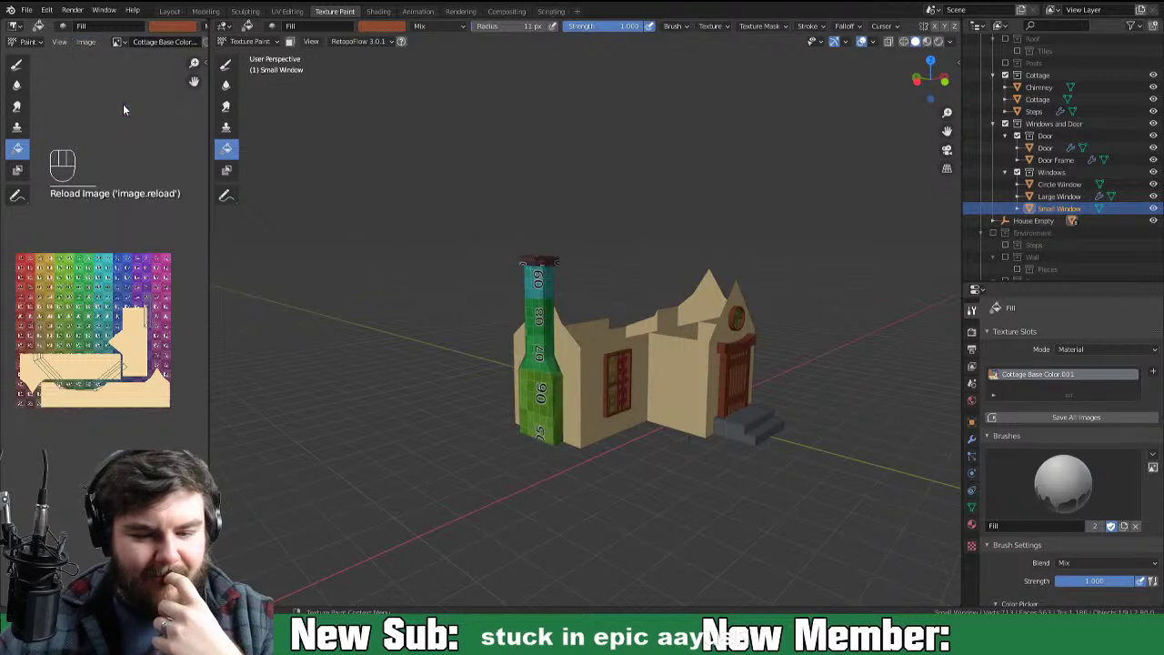
pyautogui.moveTo(776, 365); pyautogui.dragTo(701, 362)
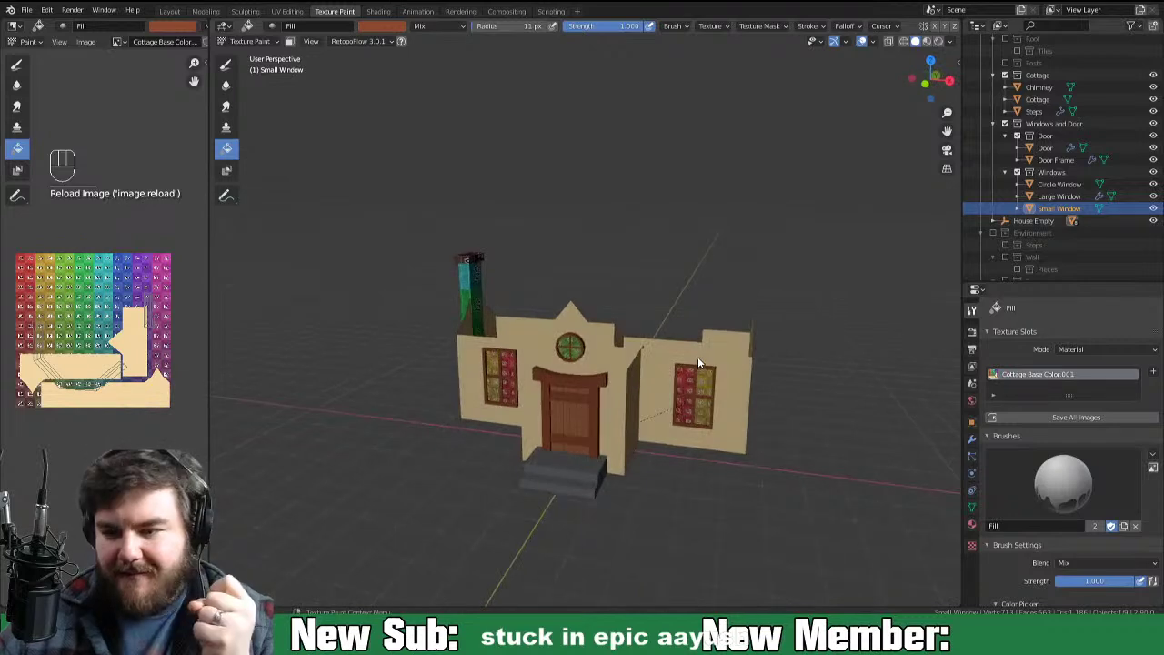
pyautogui.click(1008, 47)
pyautogui.moveTo(777, 437); pyautogui.dragTo(814, 429)
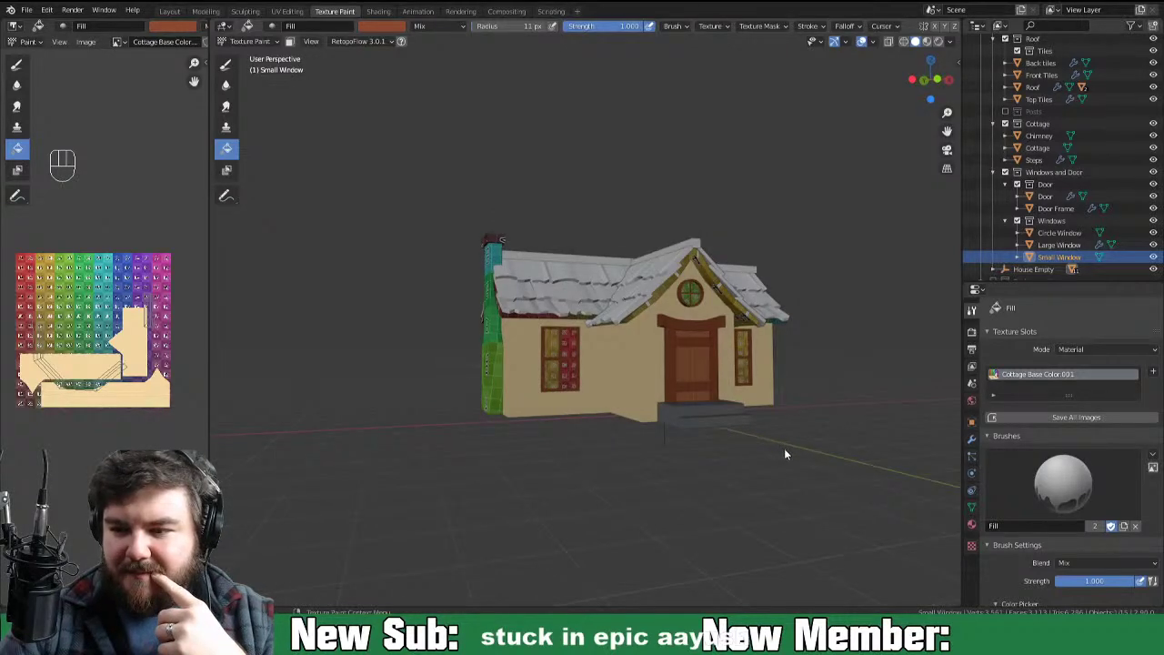
pyautogui.click(1010, 114)
pyautogui.moveTo(765, 460); pyautogui.dragTo(747, 474)
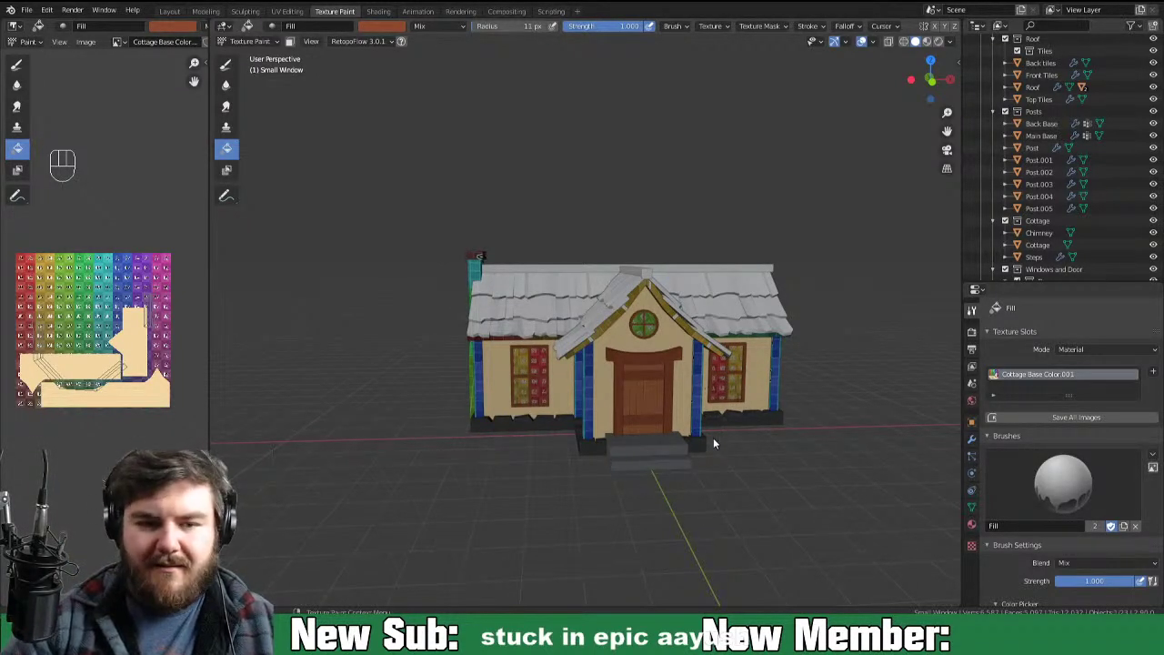
pyautogui.press('ctrl+Tab')
pyautogui.click(594, 424)
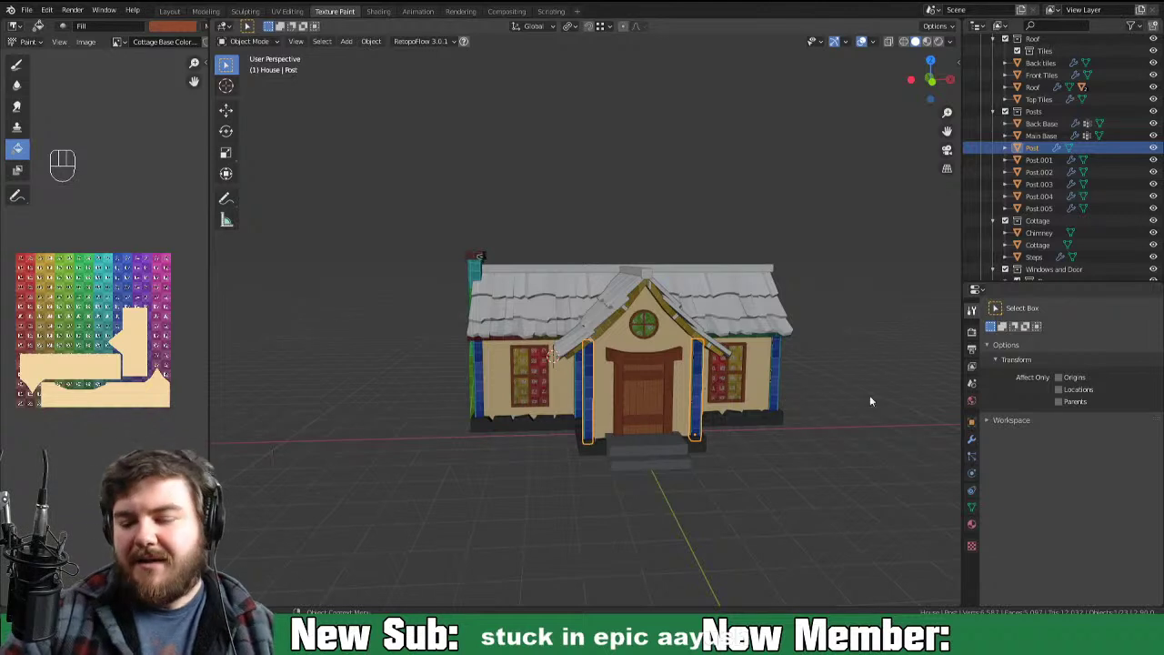
pyautogui.click(982, 527)
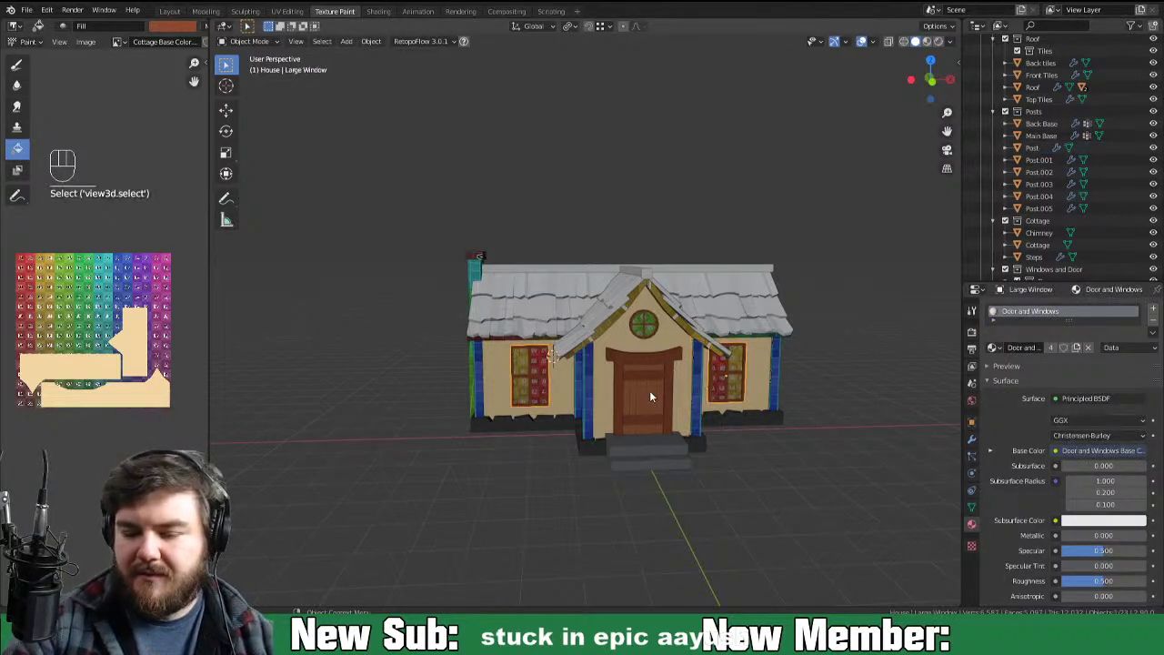
pyautogui.click(639, 401)
pyautogui.click(626, 414)
pyautogui.click(657, 331)
pyautogui.click(550, 393)
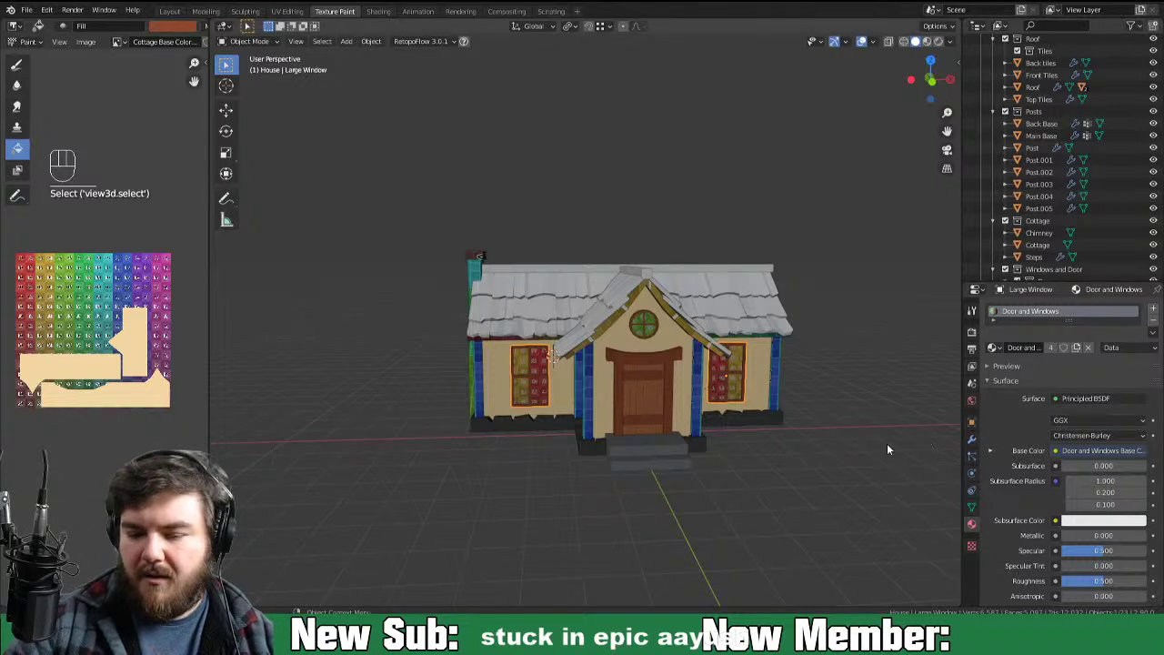
pyautogui.moveTo(821, 452); pyautogui.dragTo(749, 444)
pyautogui.moveTo(738, 463); pyautogui.dragTo(709, 469)
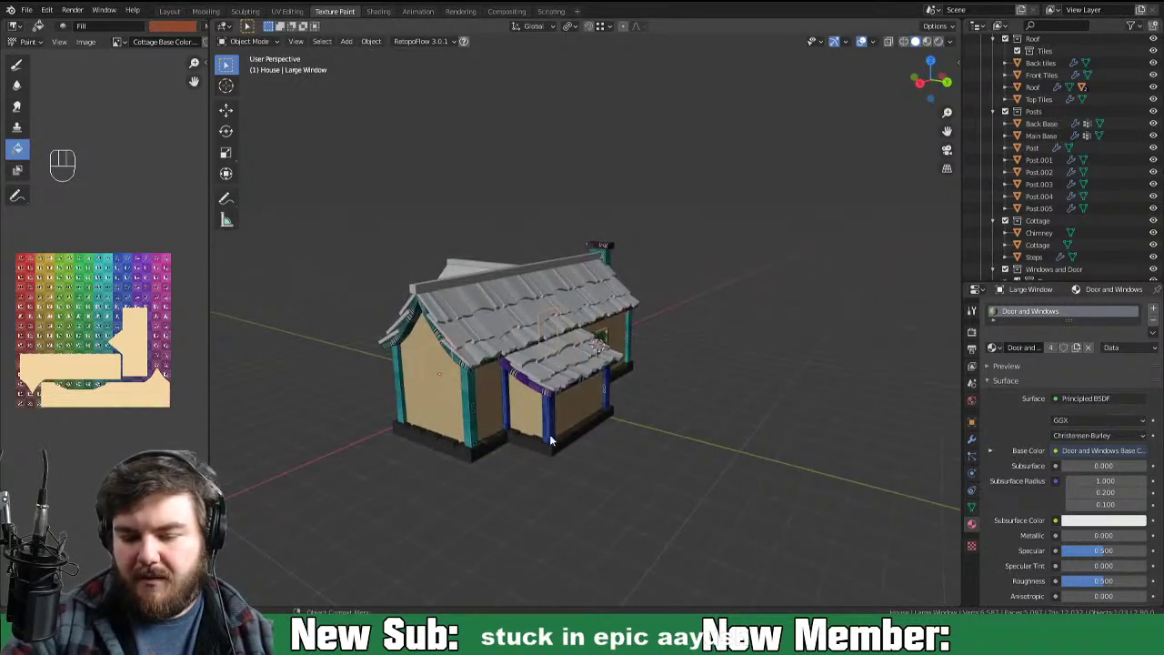
pyautogui.moveTo(674, 382); pyautogui.dragTo(633, 379)
pyautogui.click(623, 356)
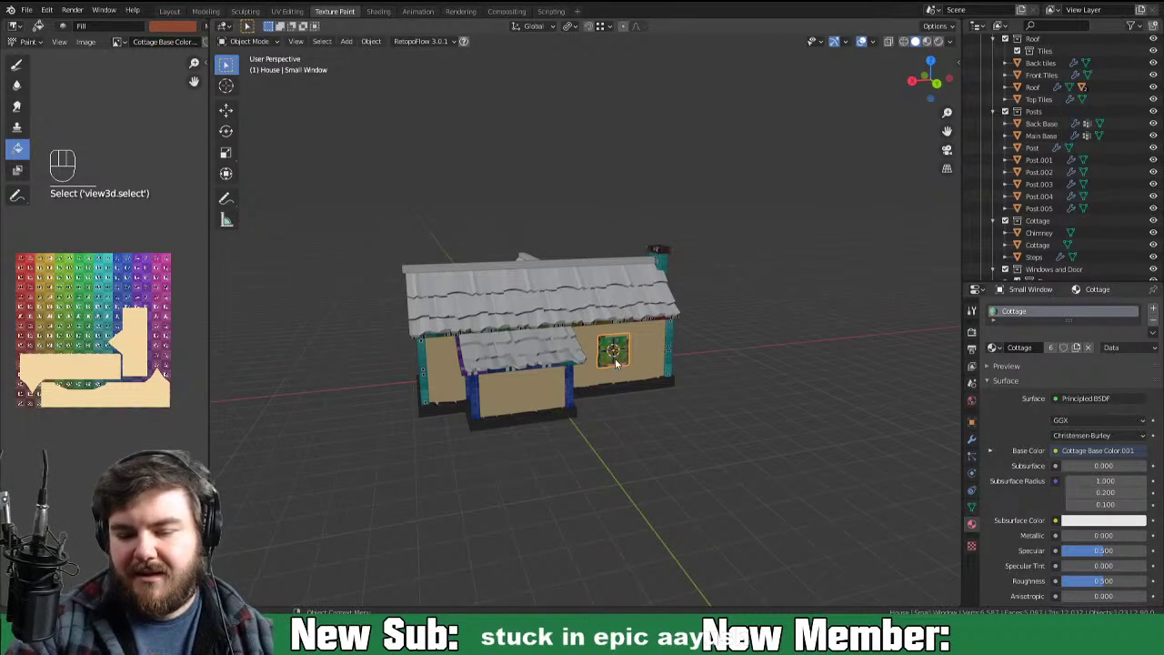
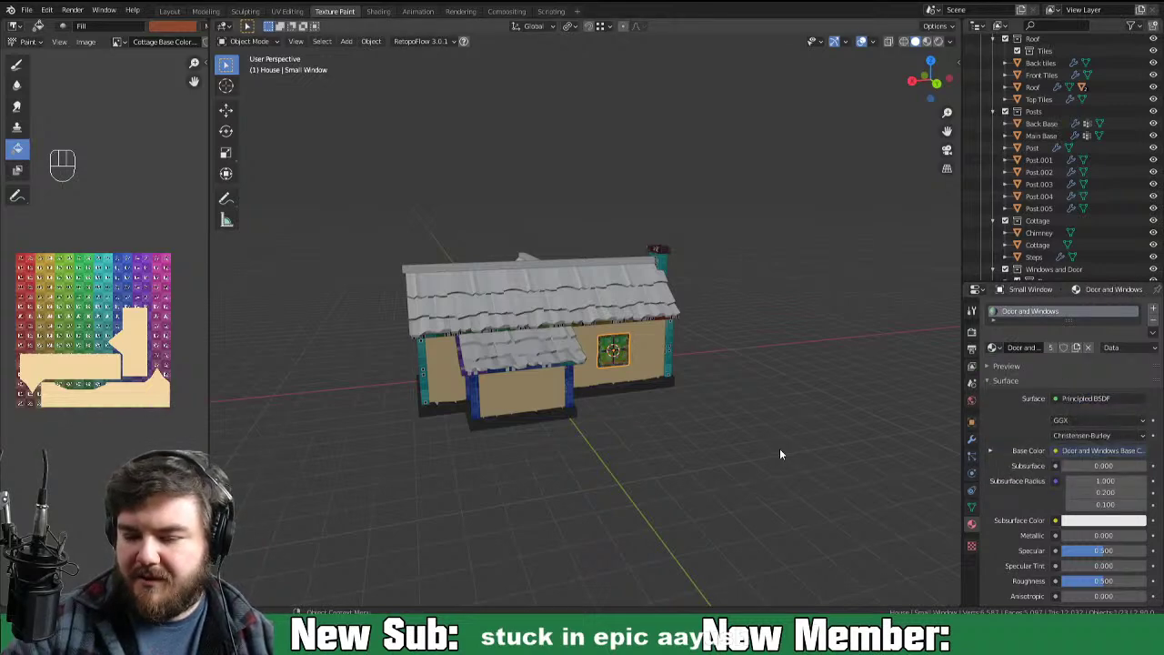
pyautogui.moveTo(740, 456); pyautogui.dragTo(882, 473)
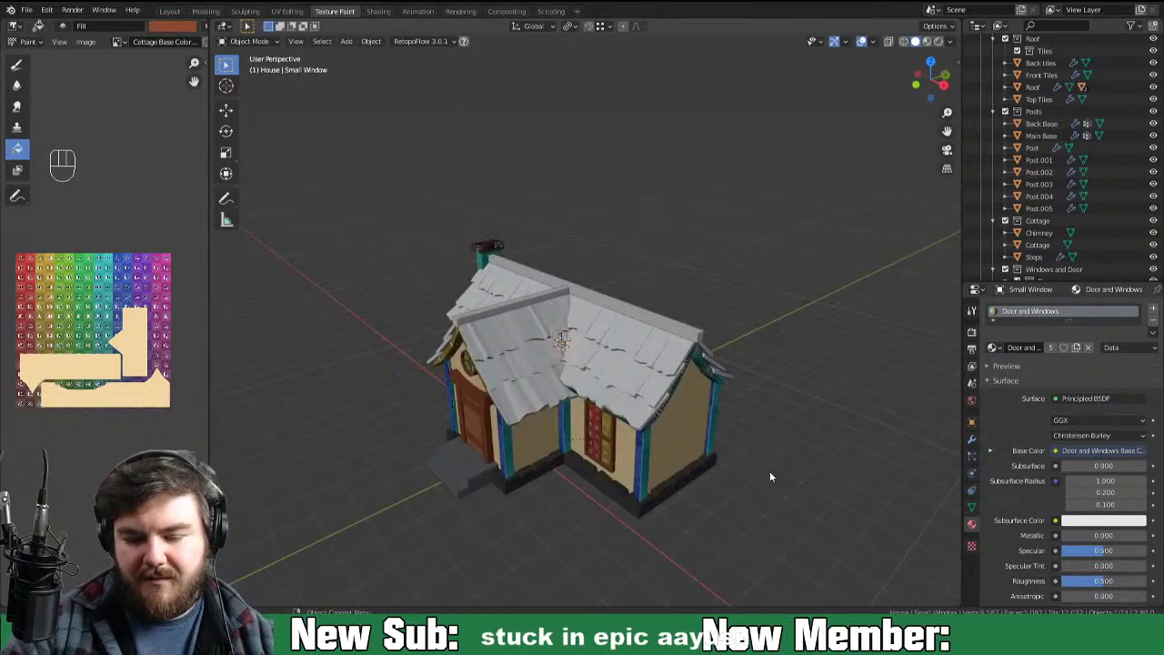
pyautogui.middleClick(806, 472)
pyautogui.click(691, 422)
pyautogui.middleClick(704, 460)
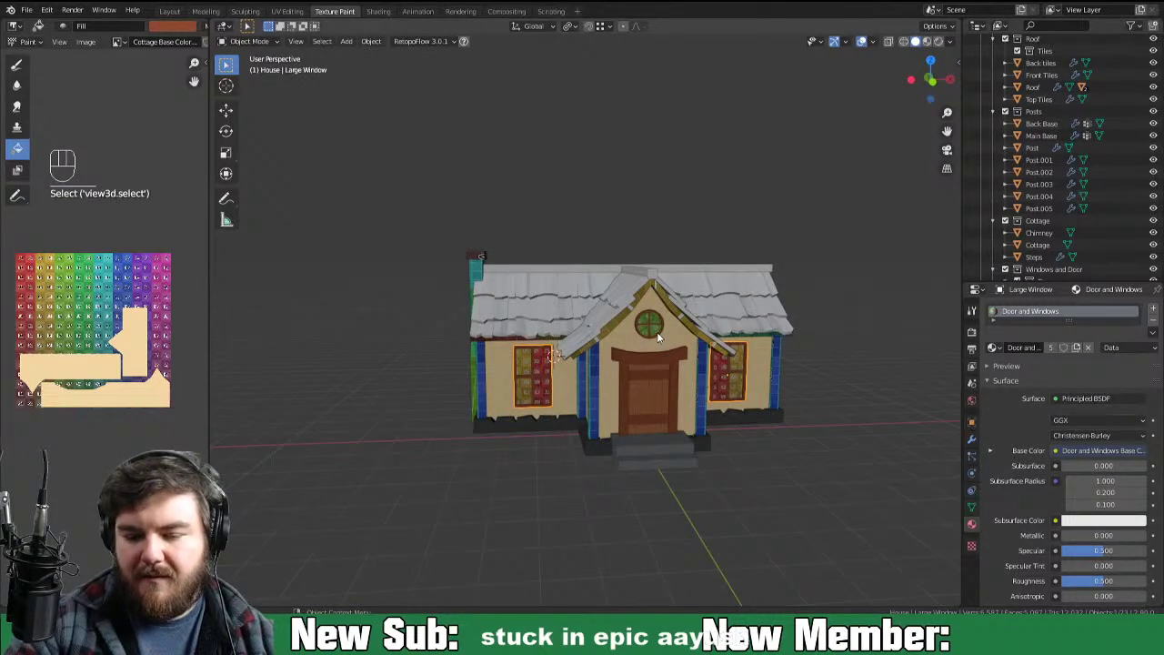
pyautogui.click(659, 381)
pyautogui.click(633, 405)
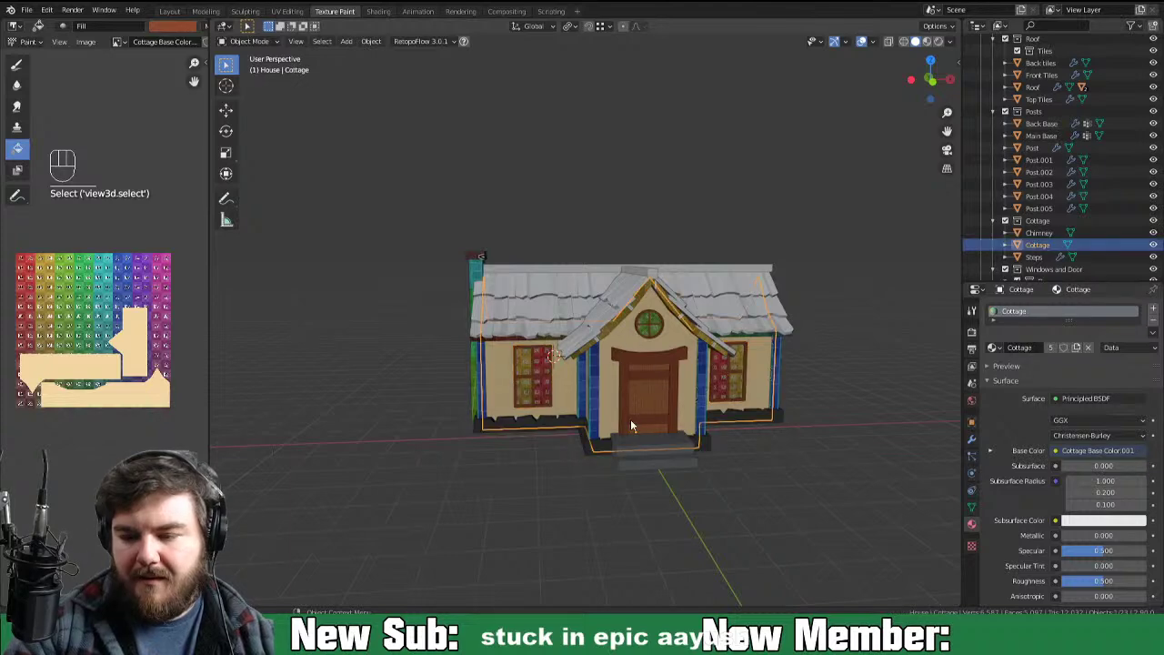
pyautogui.moveTo(769, 391); pyautogui.dragTo(760, 388)
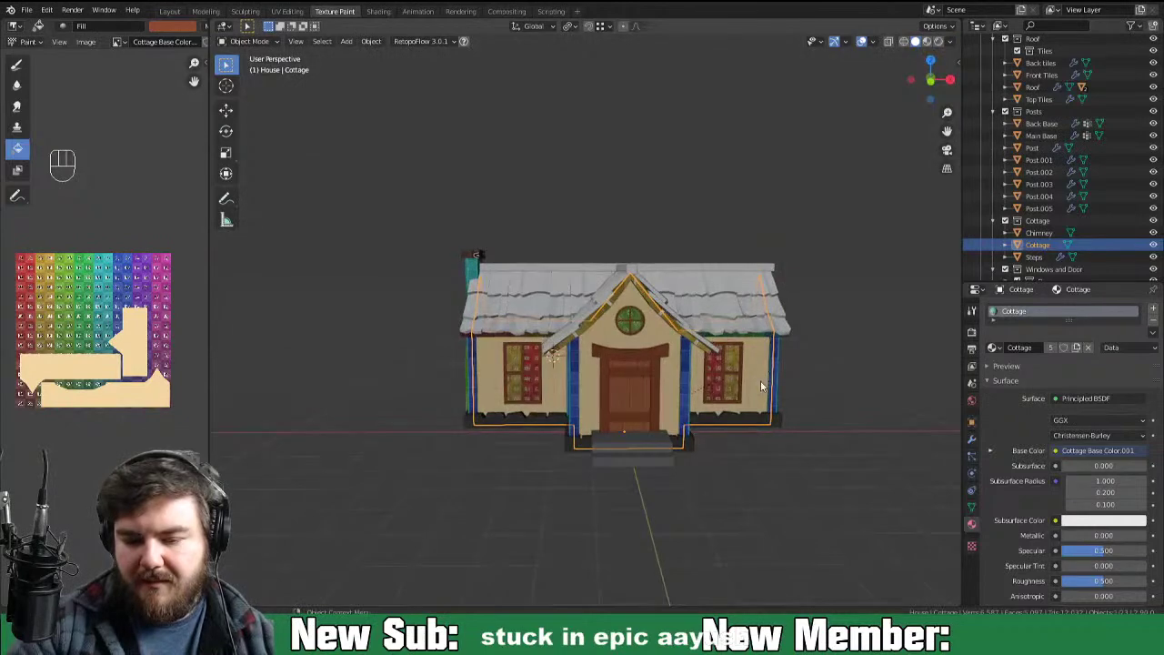
pyautogui.middleClick(739, 400)
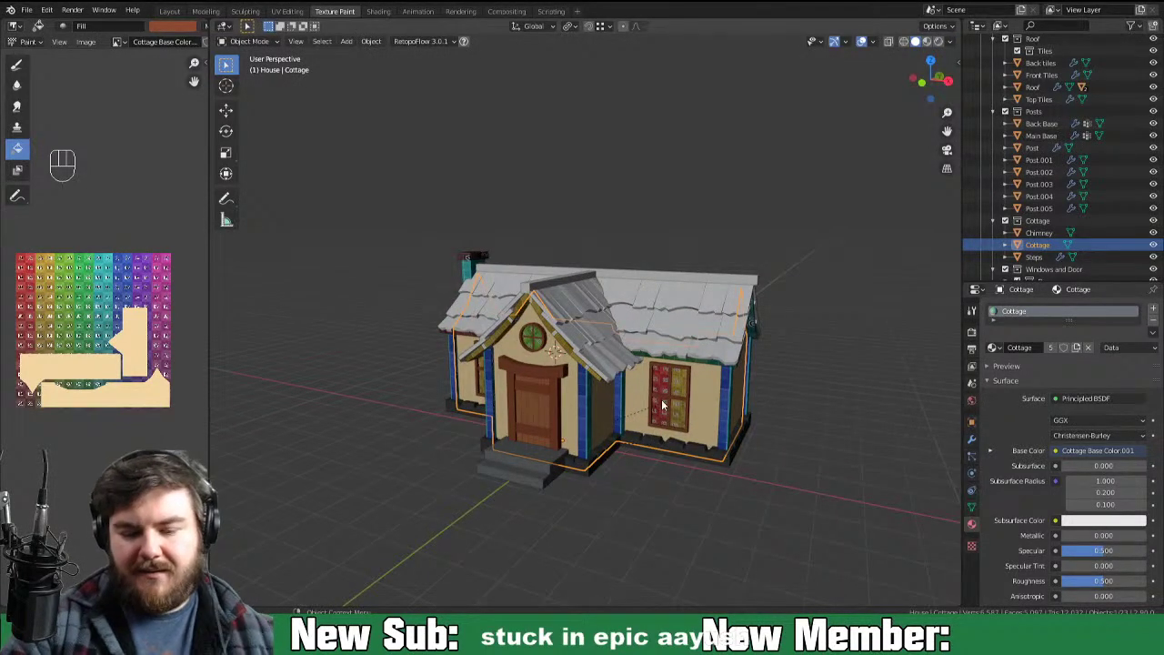
pyautogui.middleClick(701, 395)
pyautogui.press('Tab')
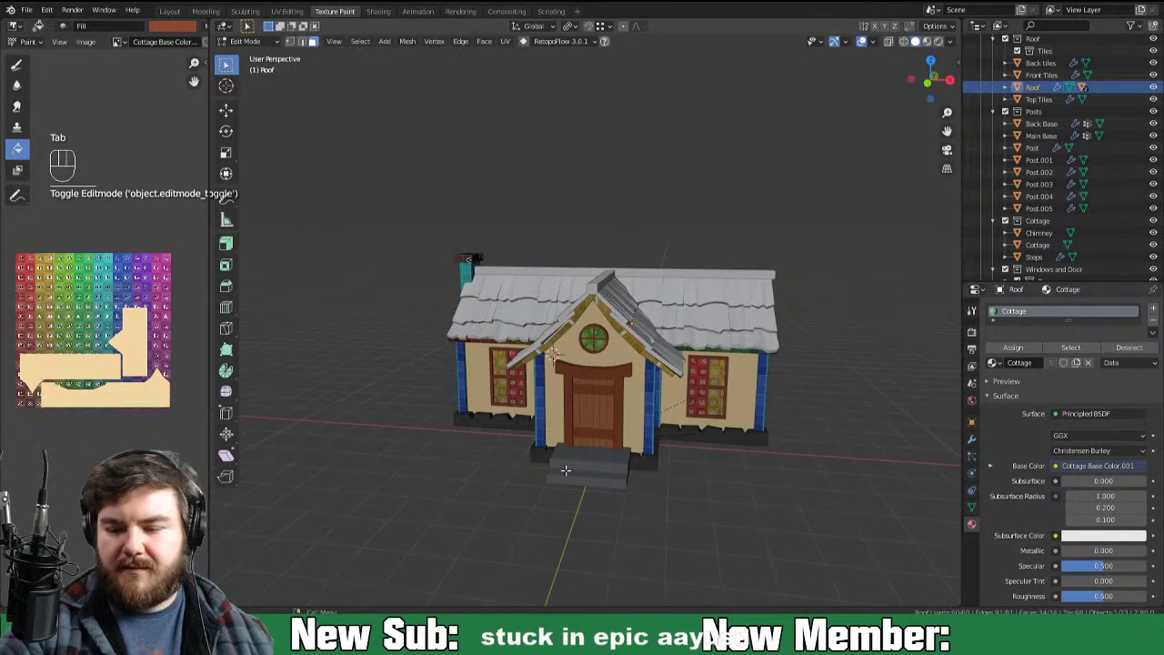
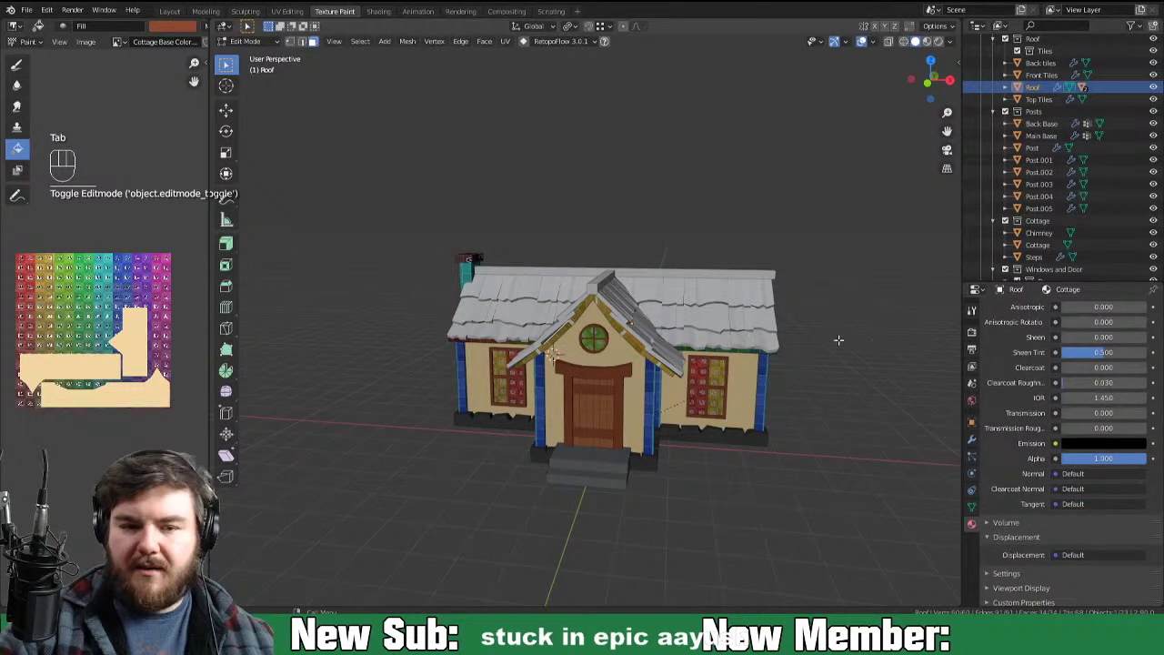
# Step: Enter Texture Paint on the Roof and choose a wood brown from the Wood palette
pyautogui.press('ctrl+Tab')
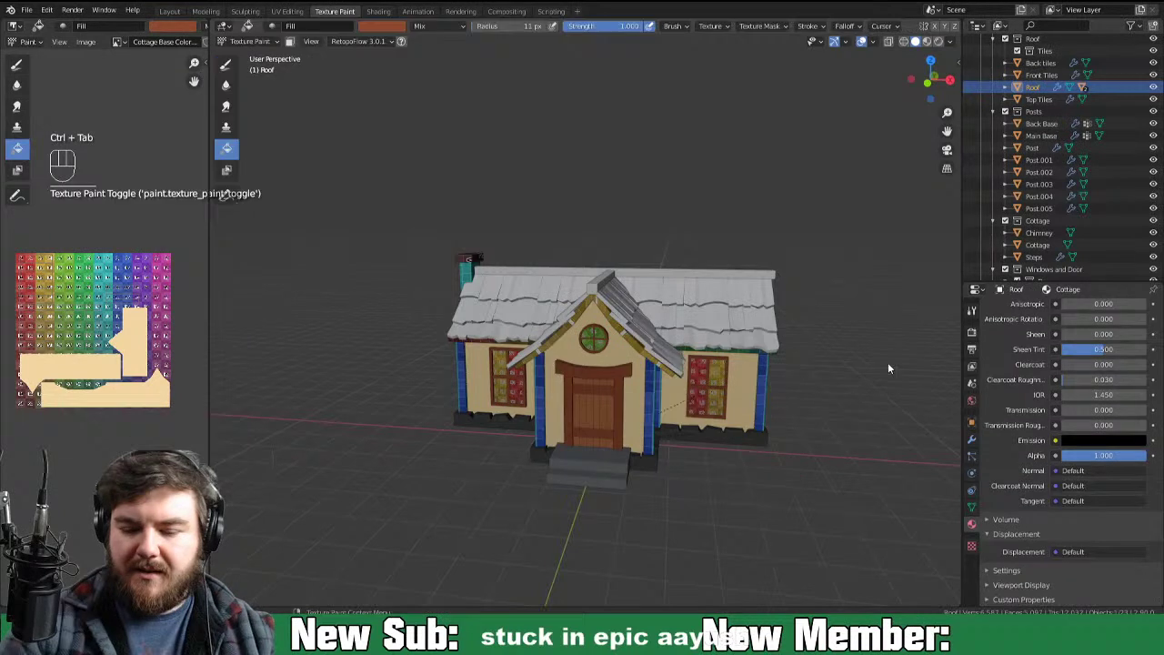
pyautogui.moveTo(978, 315); pyautogui.dragTo(999, 342)
pyautogui.click(1030, 484)
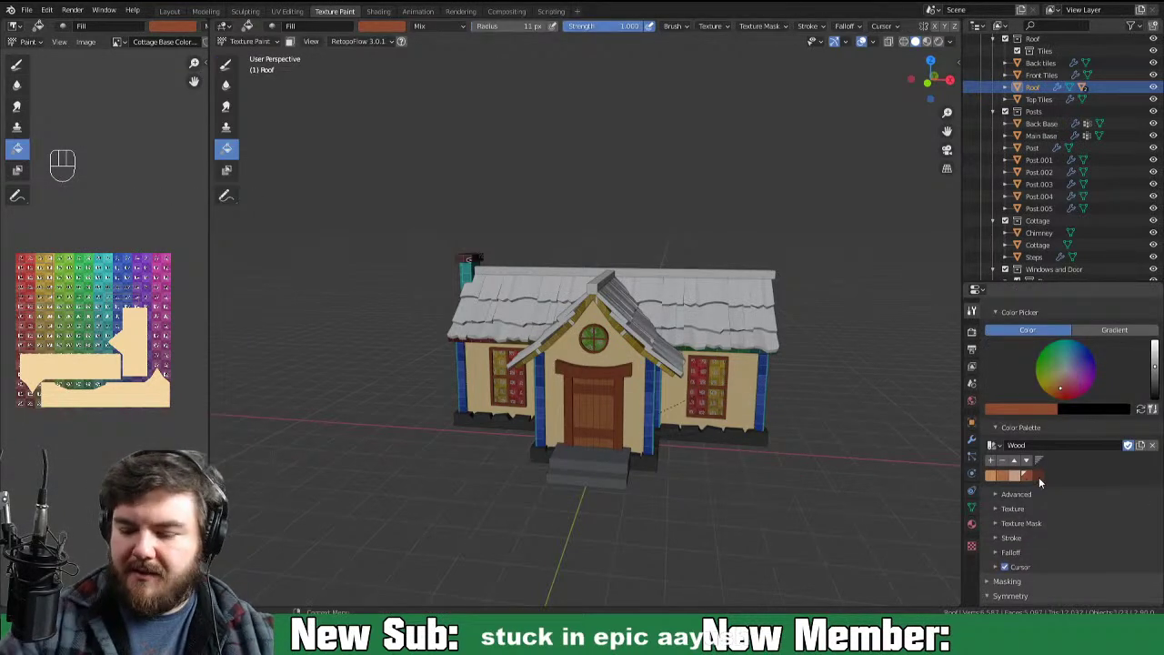
pyautogui.click(861, 493)
# Step: Fill the roof's underside and trim faces with the brown
pyautogui.middleClick(897, 498)
pyautogui.click(994, 485)
pyautogui.moveTo(886, 537); pyautogui.dragTo(886, 547)
pyautogui.moveTo(1003, 477); pyautogui.dragTo(995, 476)
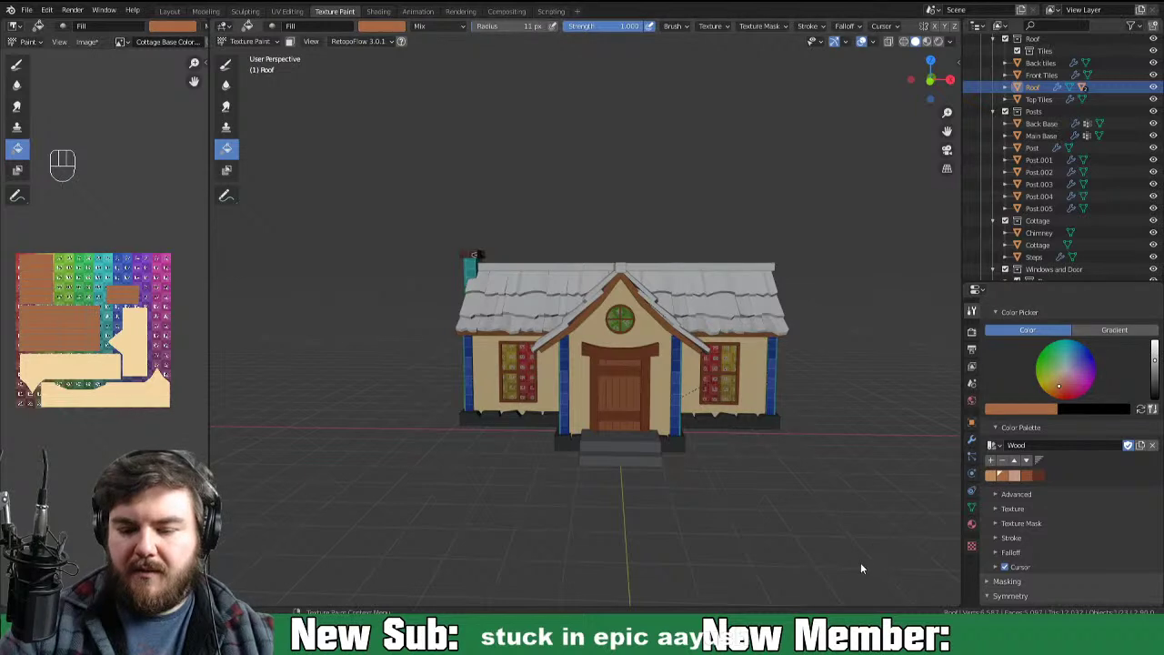
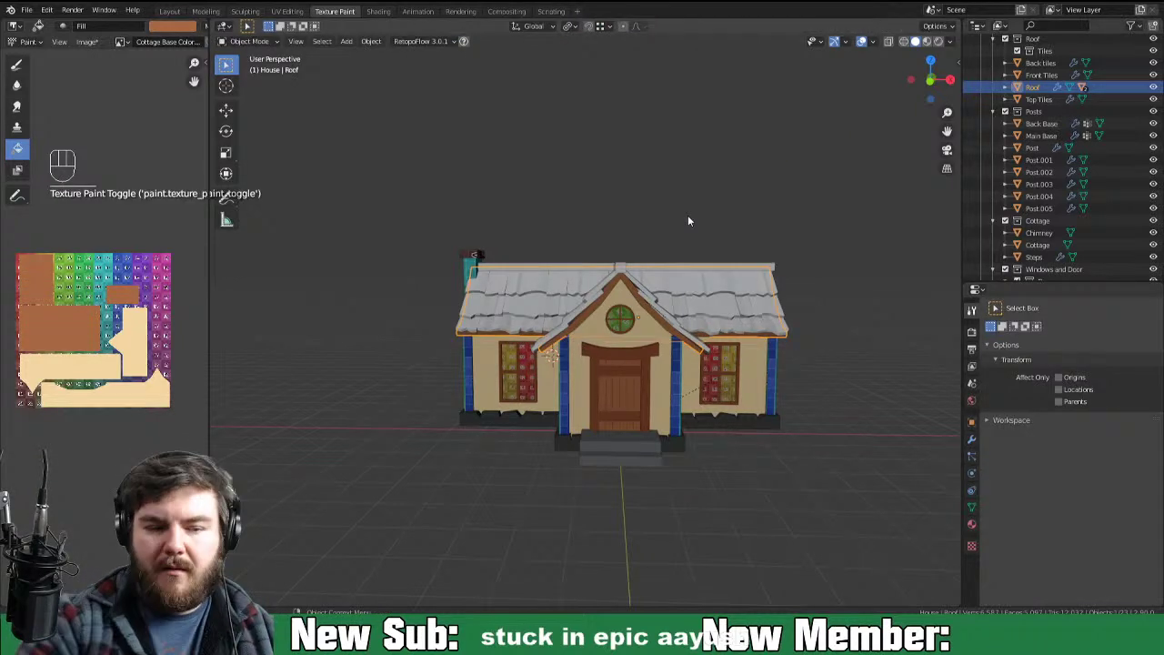
# Step: Fill the porch posts dark wood brown and the chimney dark grey stone, ending in Object Mode
pyautogui.press('ctrl+Tab')
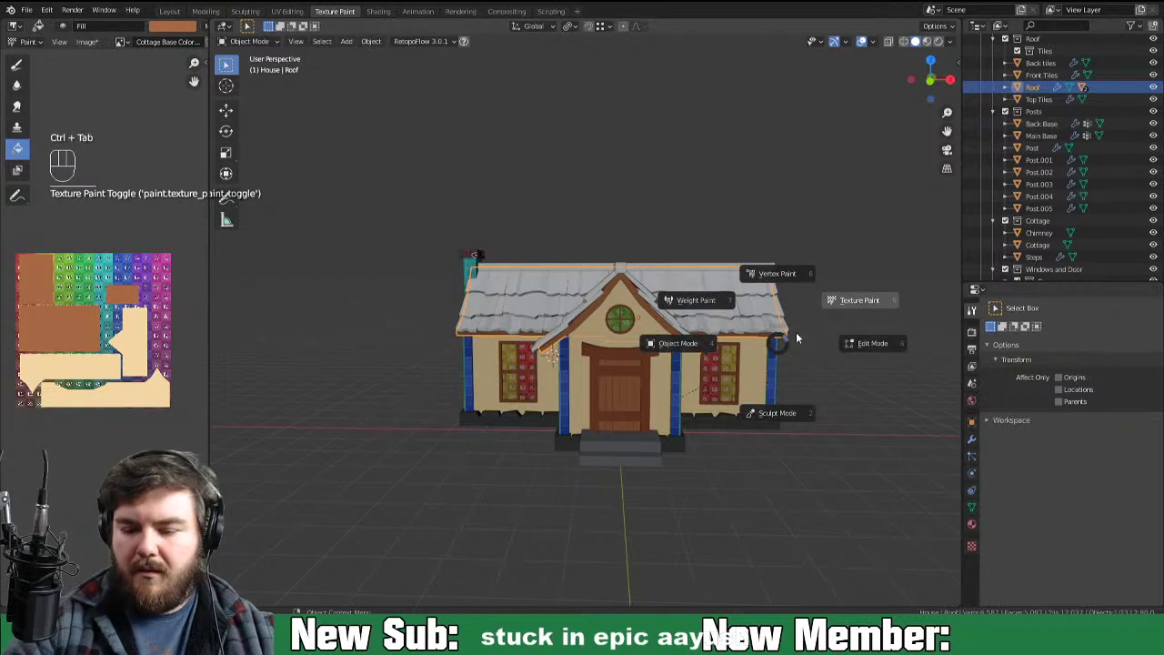
pyautogui.press('ctrl+Tab')
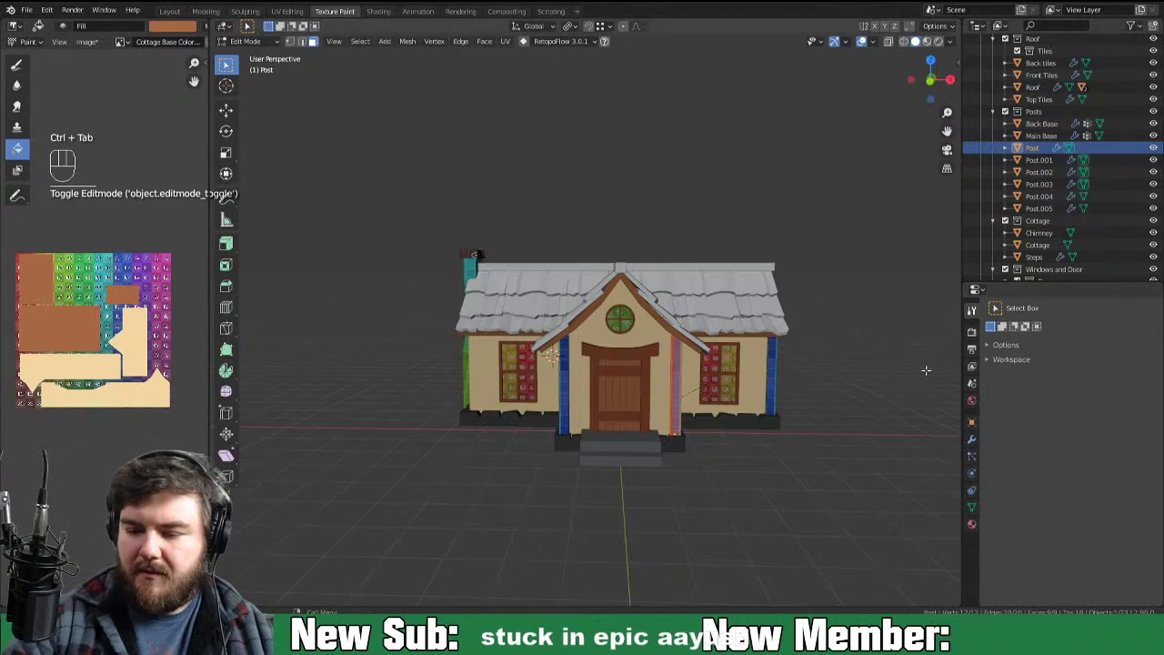
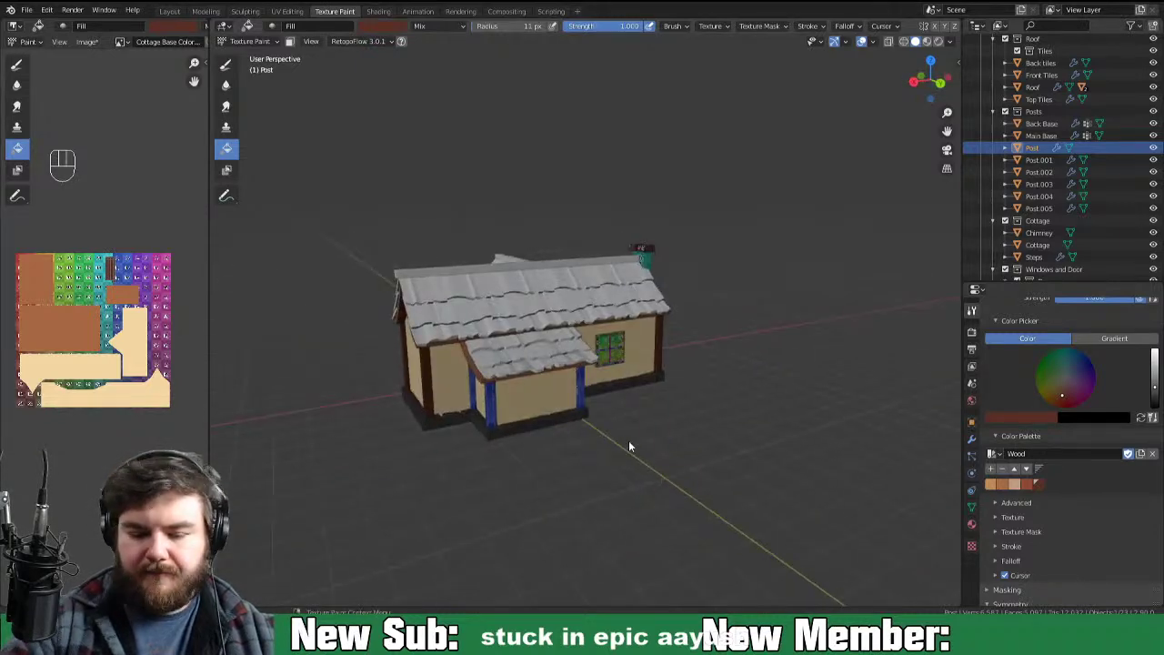
pyautogui.press('ctrl+Tab')
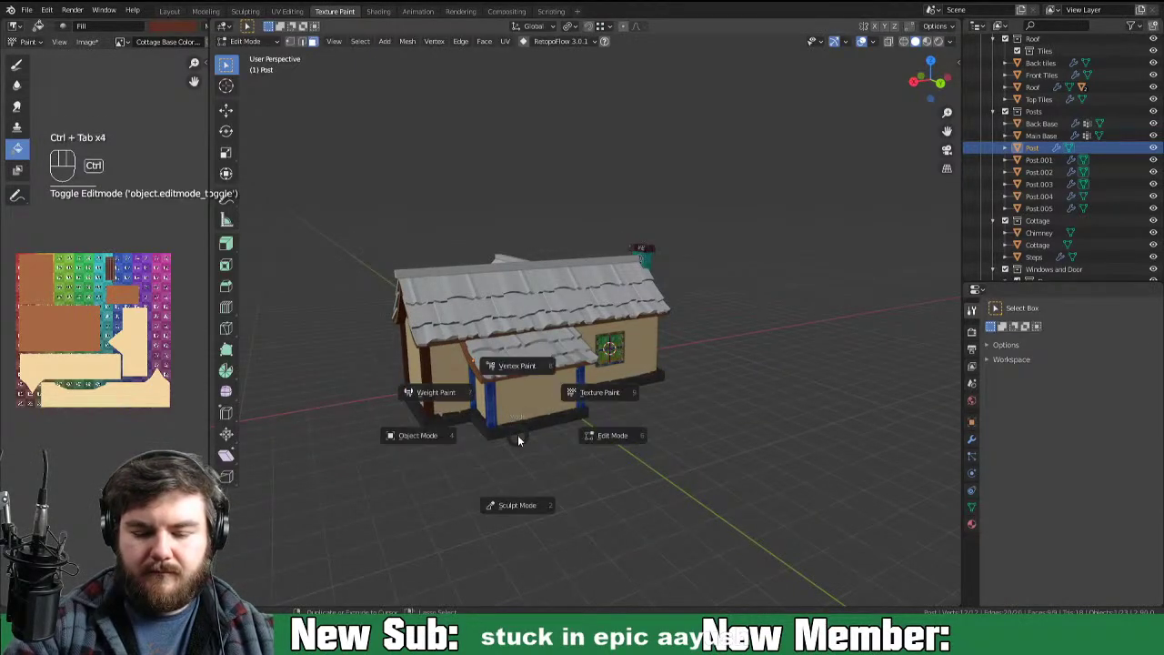
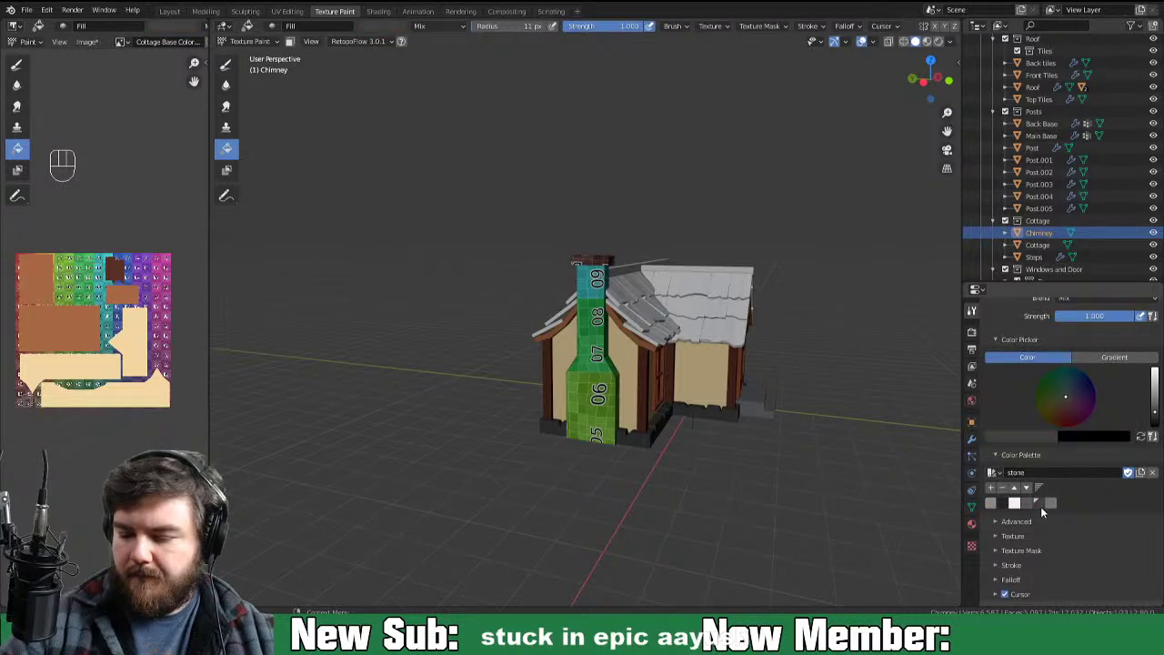
pyautogui.middleClick(873, 510)
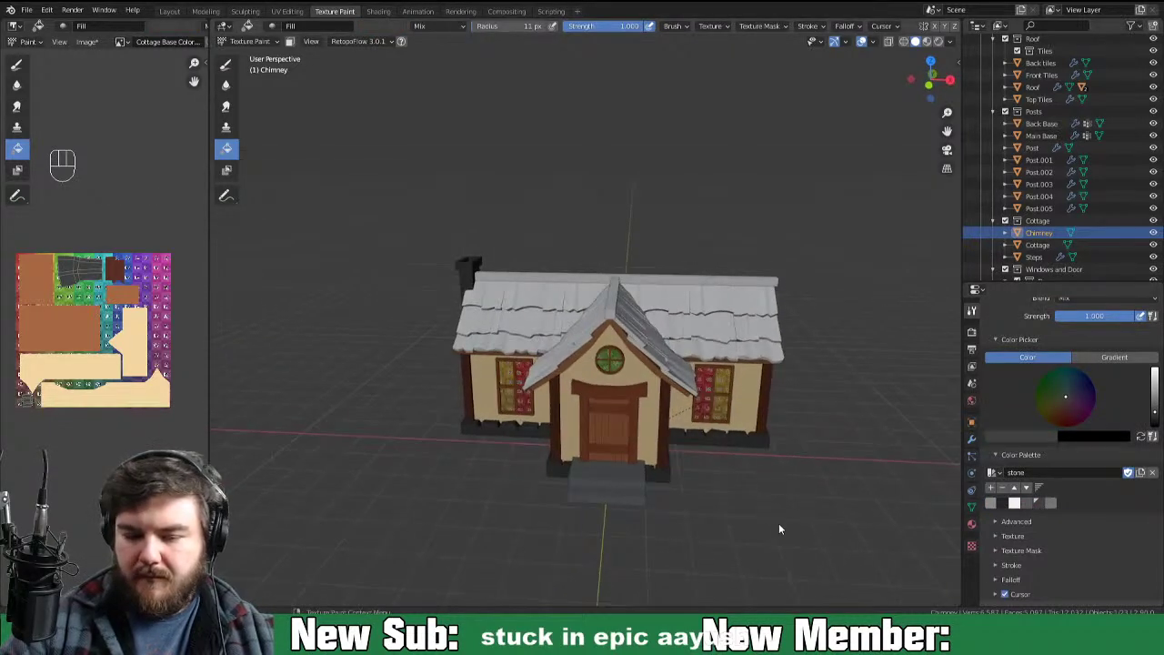
pyautogui.press('ctrl+Tab')
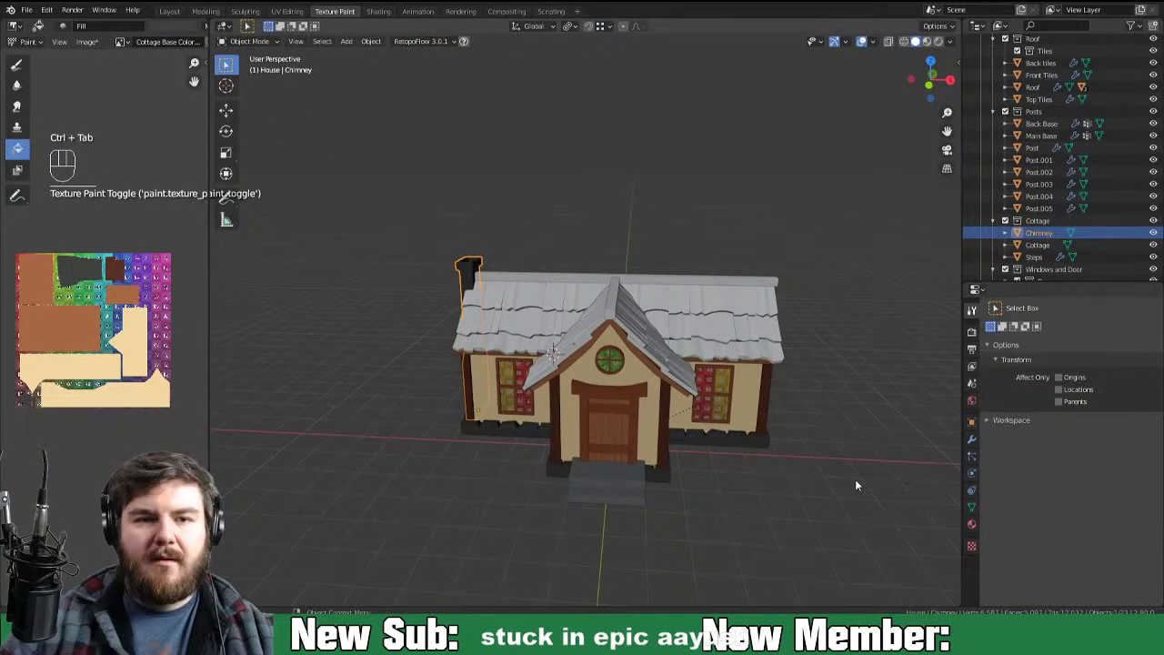
# Step: Save the painted Cottage Base Color texture image to disk
pyautogui.press('alt+s')
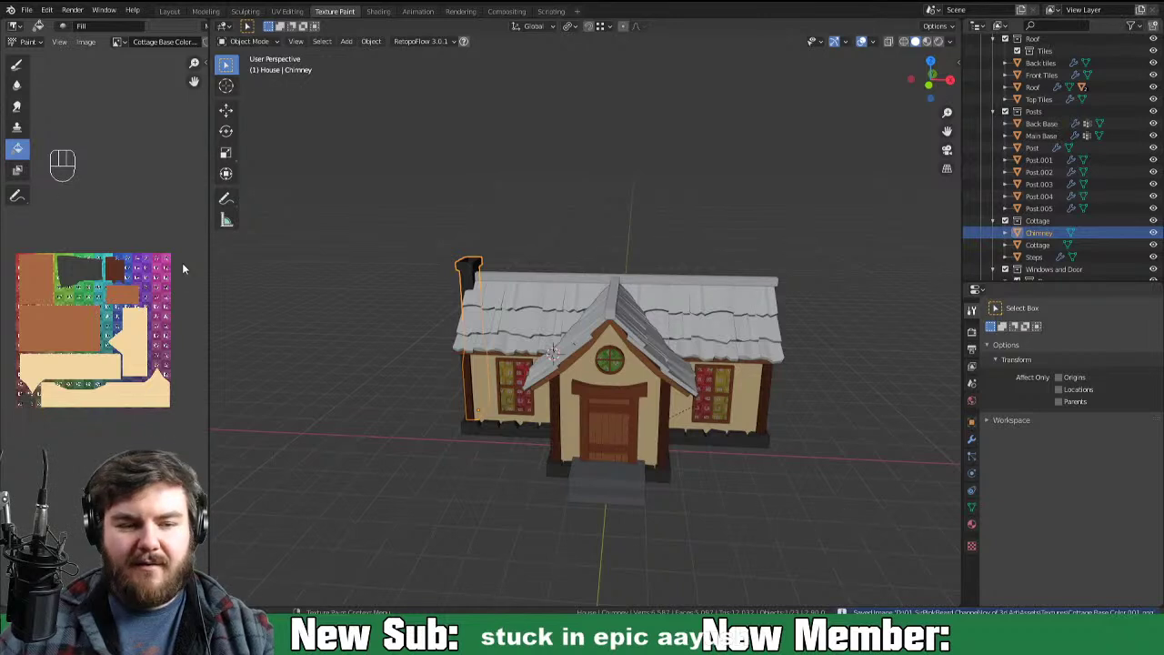
pyautogui.press('alt+s')
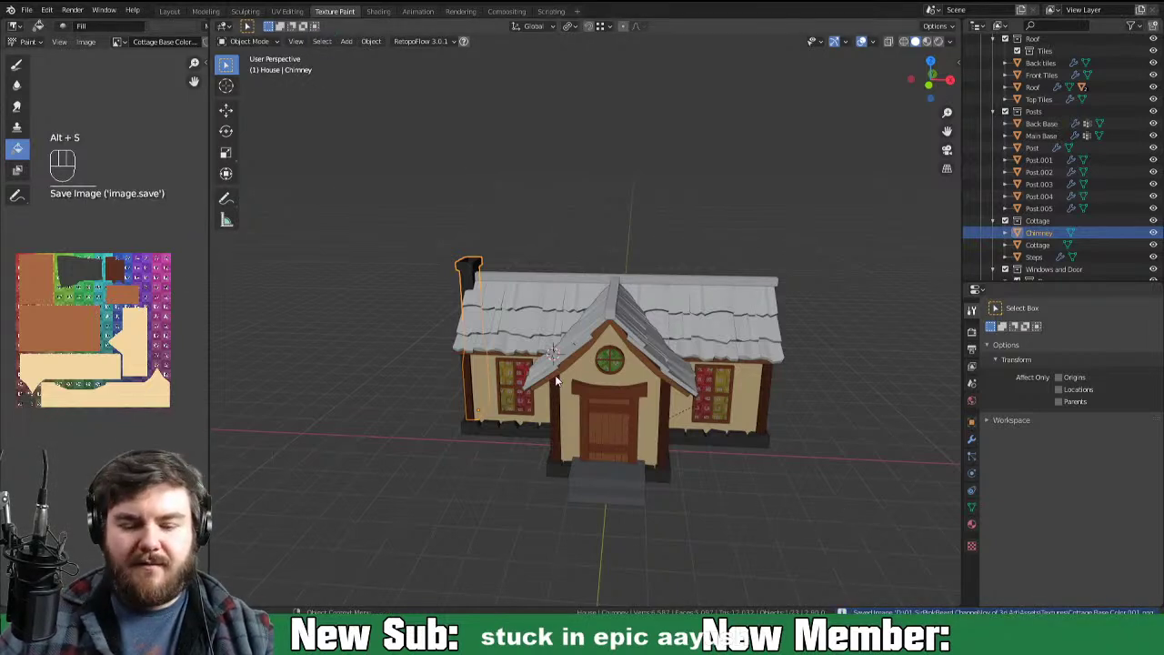
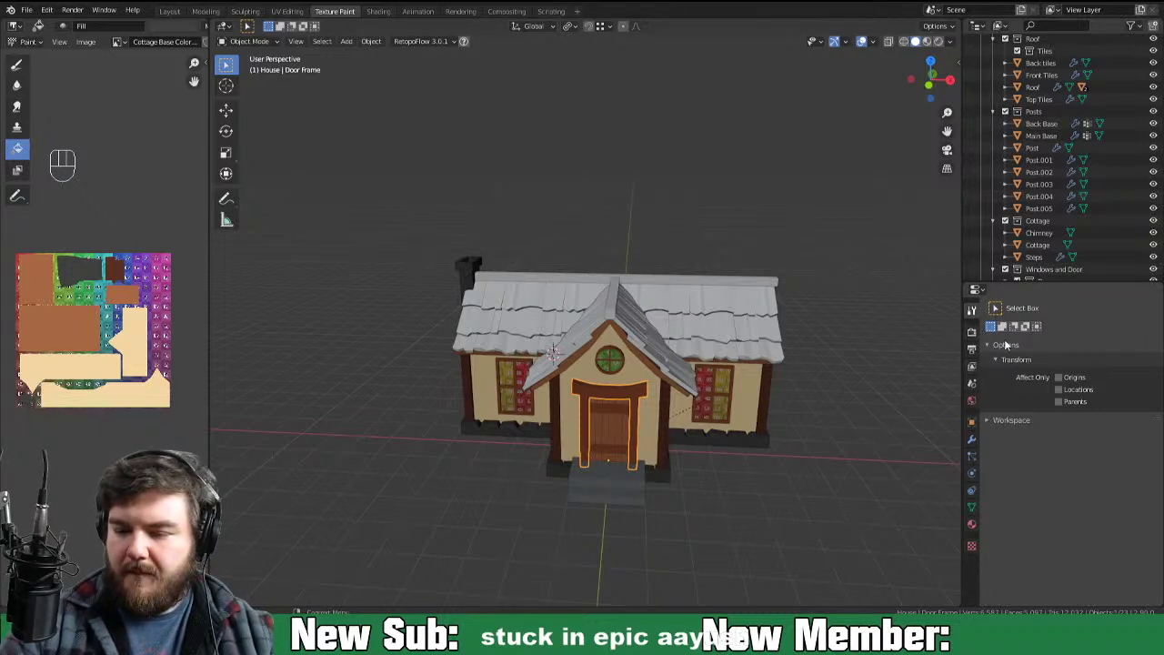
# Step: Paint the door frame and side window frame wood brown in Texture Paint
pyautogui.press('ctrl+Tab')
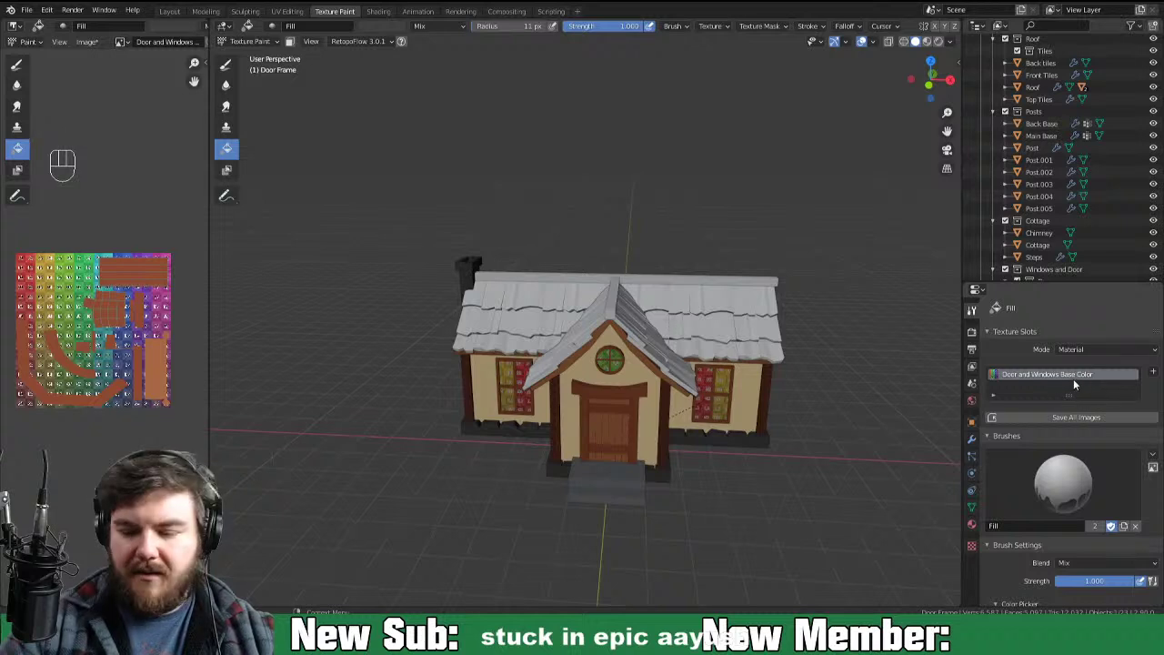
pyautogui.press('ctrl+Tab')
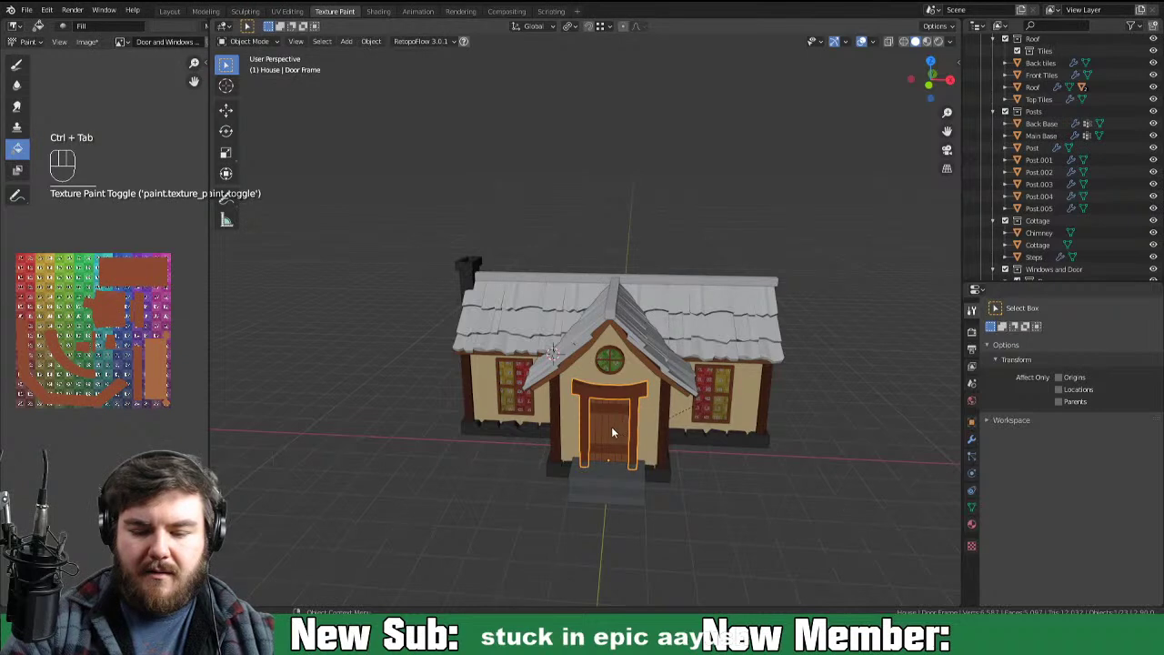
pyautogui.click(600, 439)
pyautogui.press('ctrl+Tab')
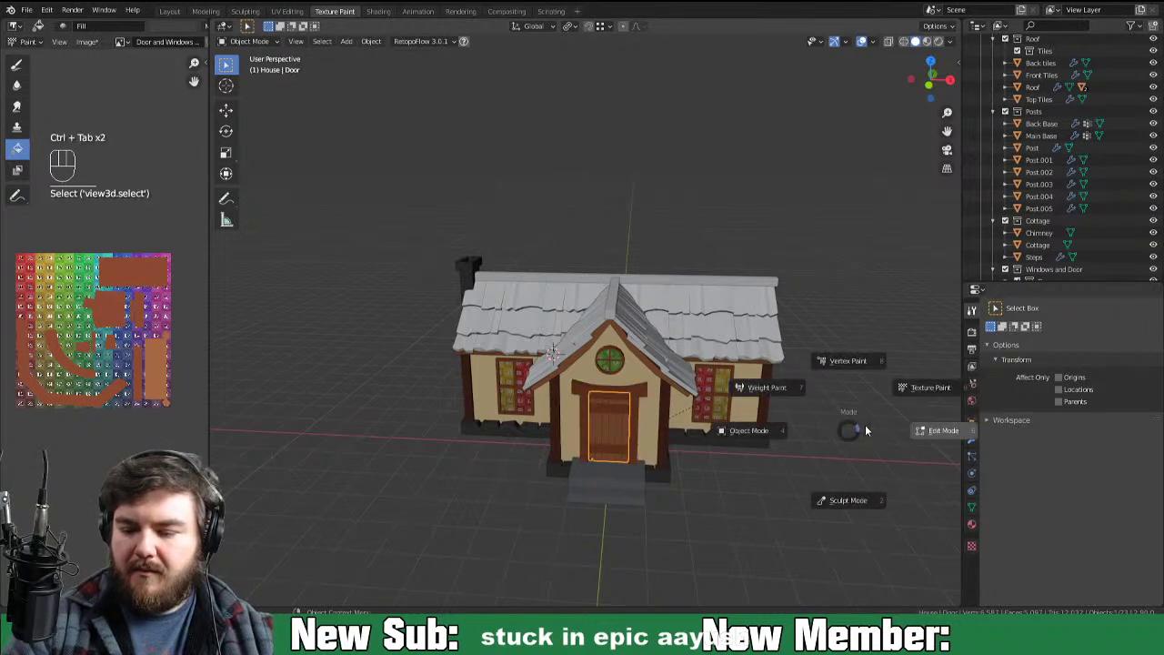
pyautogui.moveTo(814, 432); pyautogui.dragTo(778, 421)
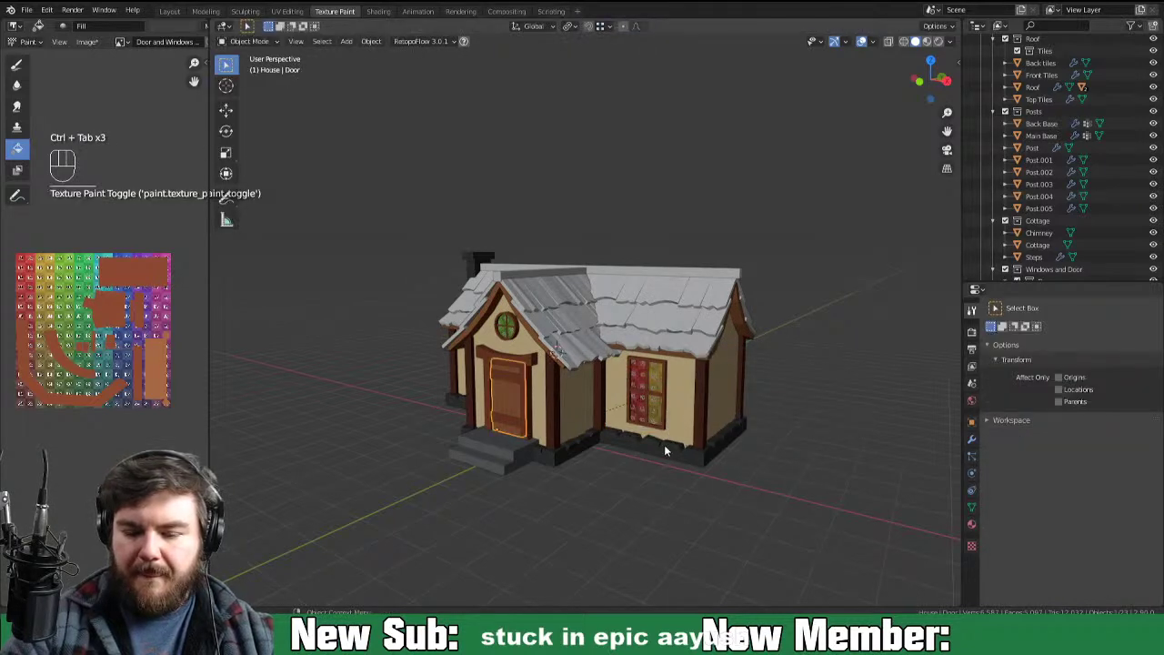
pyautogui.click(662, 417)
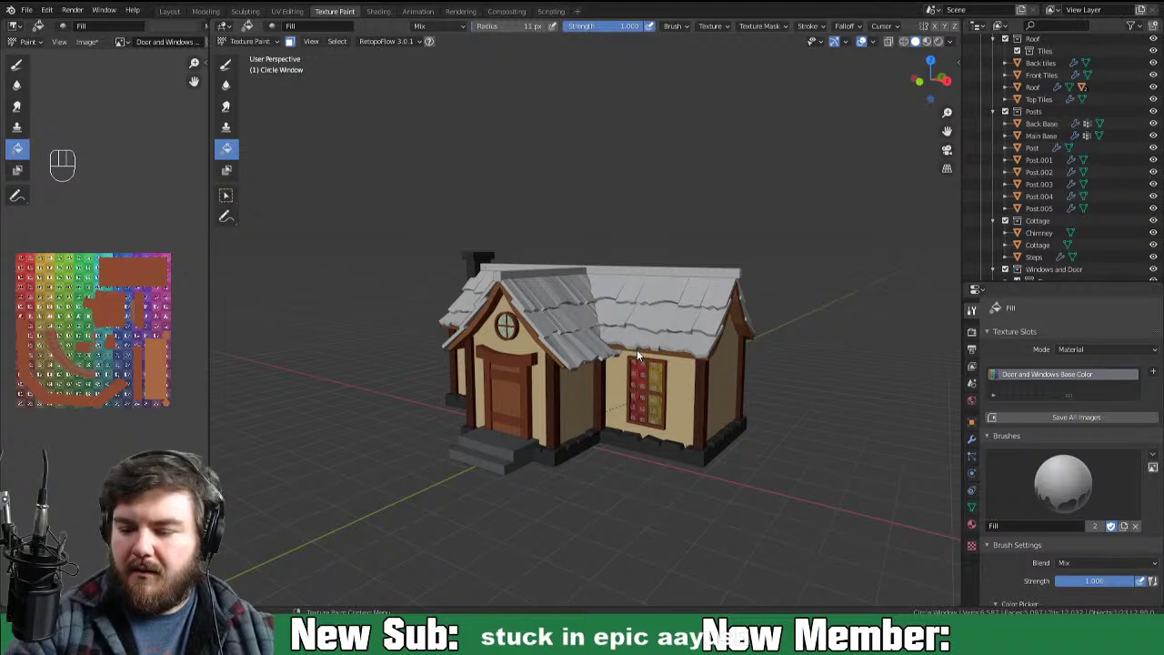
# Step: Save the painted image, orbit to the back wall and select the small back window
pyautogui.press('ctrl+Tab')
pyautogui.moveTo(657, 363); pyautogui.dragTo(679, 366)
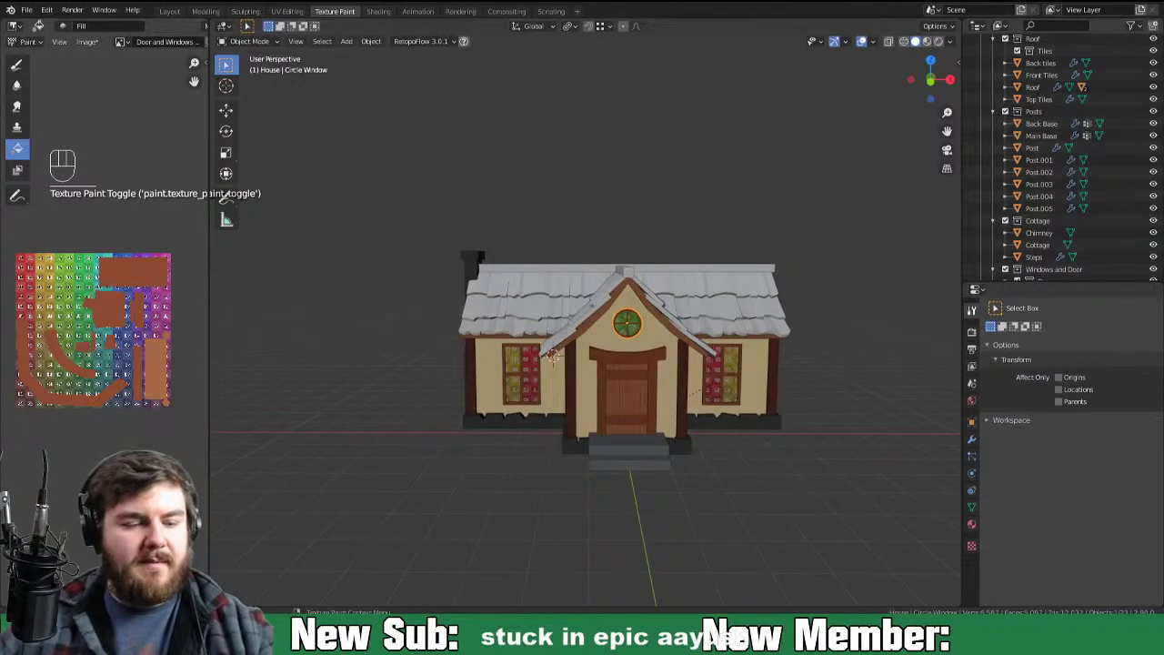
pyautogui.press('alt+s')
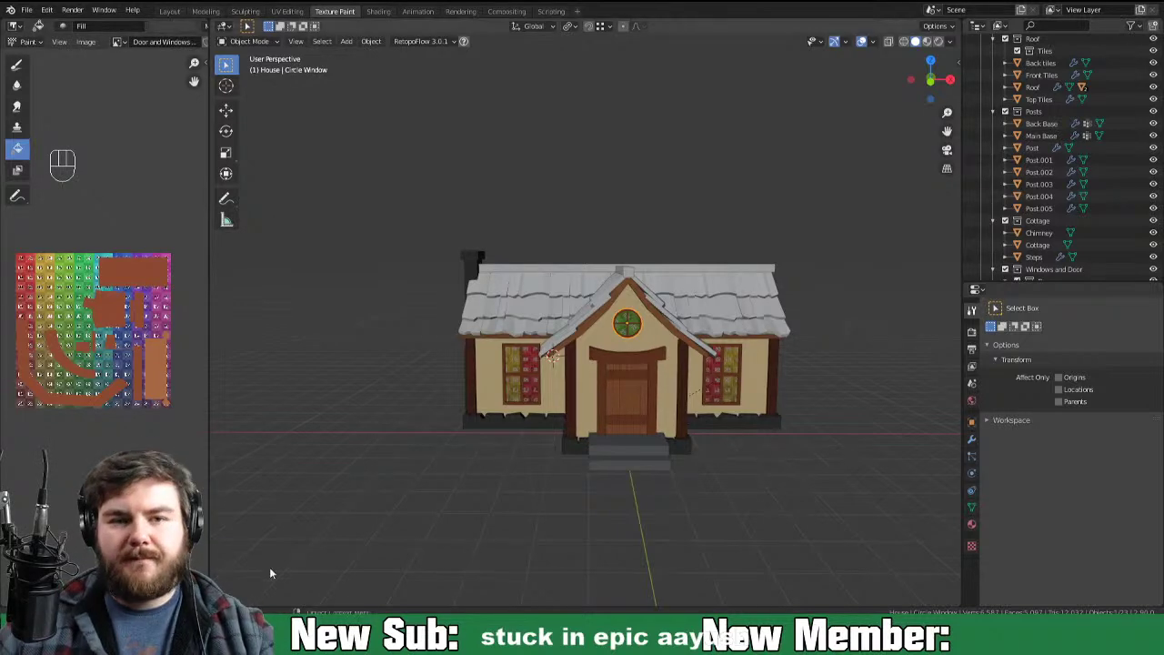
pyautogui.moveTo(780, 449); pyautogui.dragTo(498, 466)
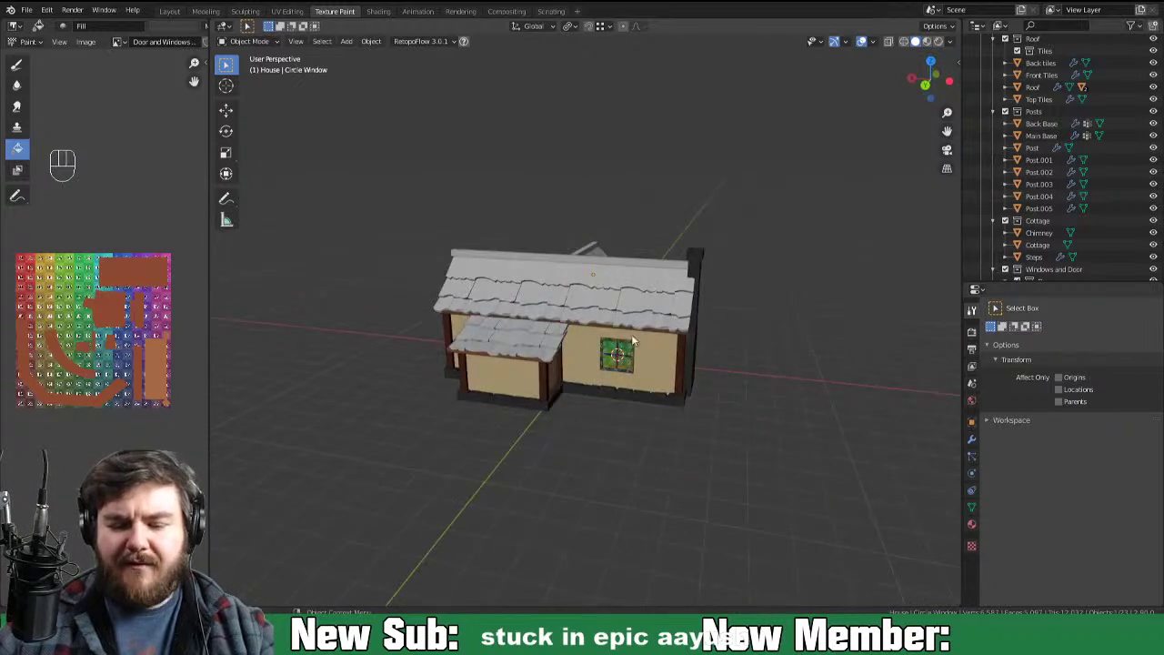
pyautogui.click(628, 362)
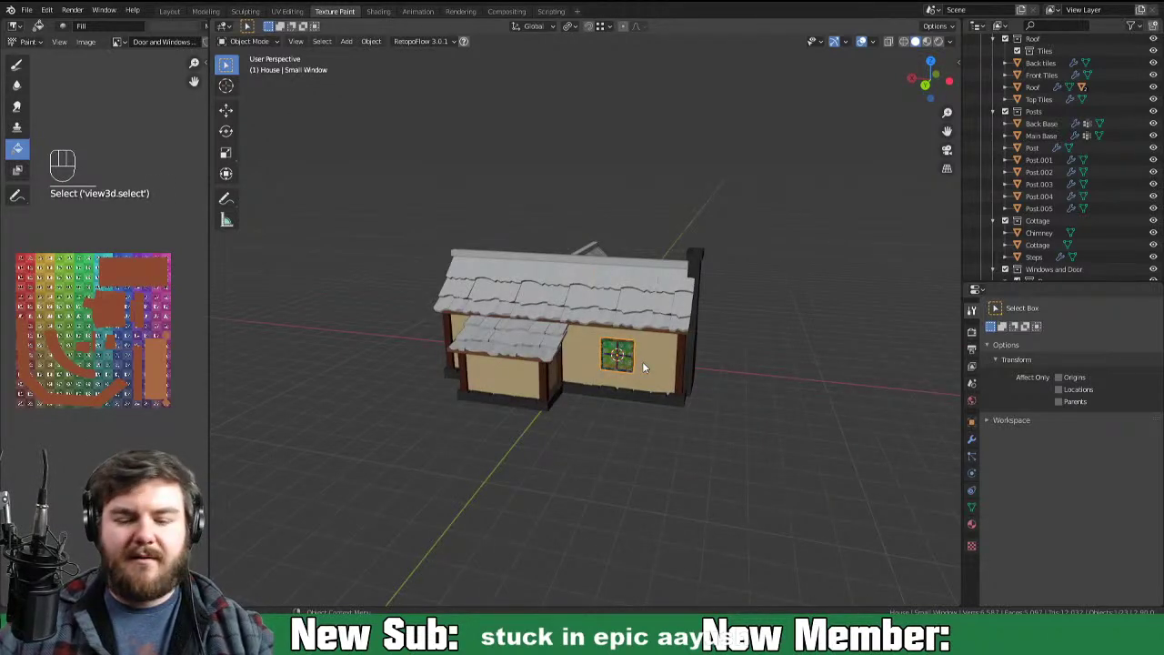
# Step: Fill the small back window's frame with the brown Wood palette swatch
pyautogui.middleClick(744, 400)
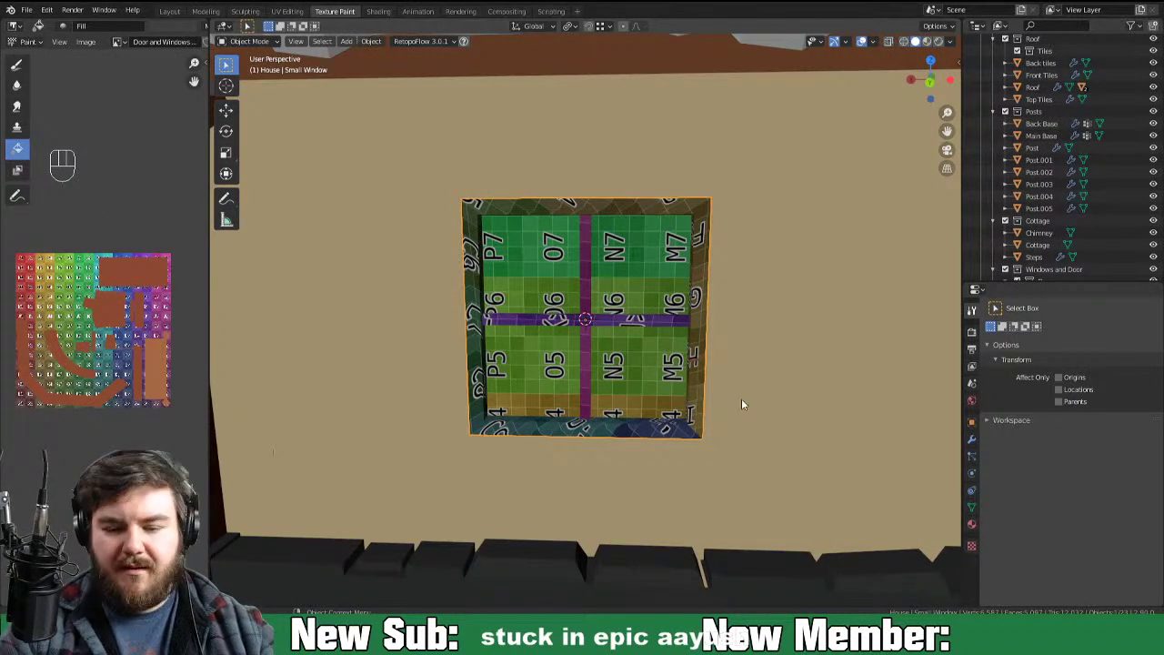
pyautogui.press('ctrl+Tab')
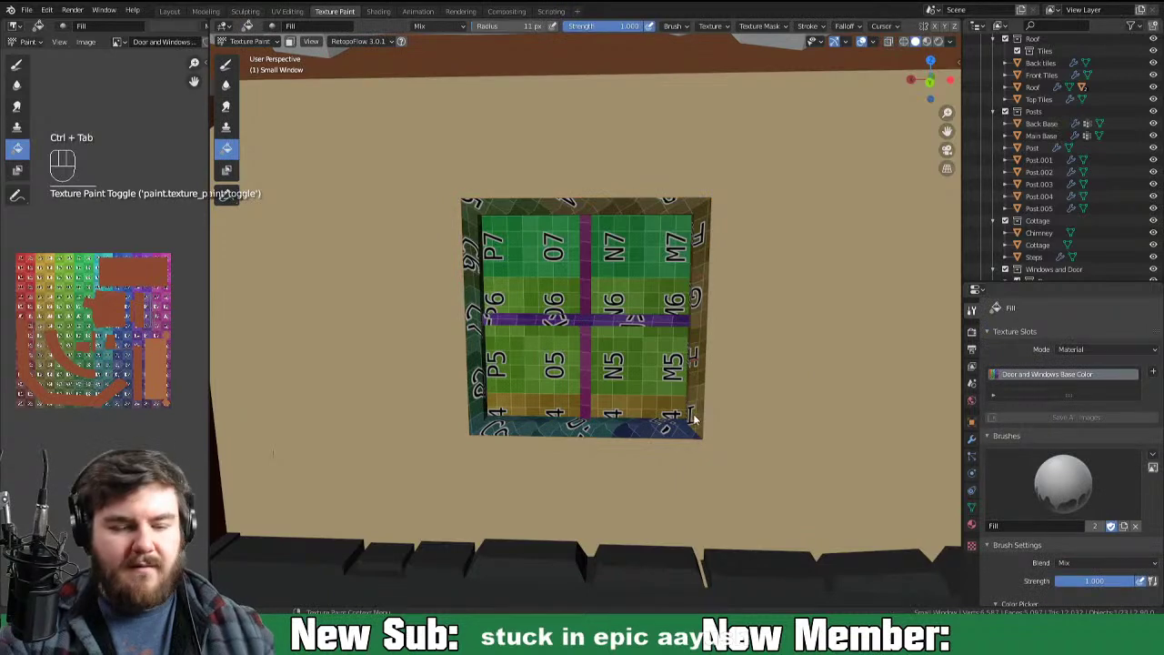
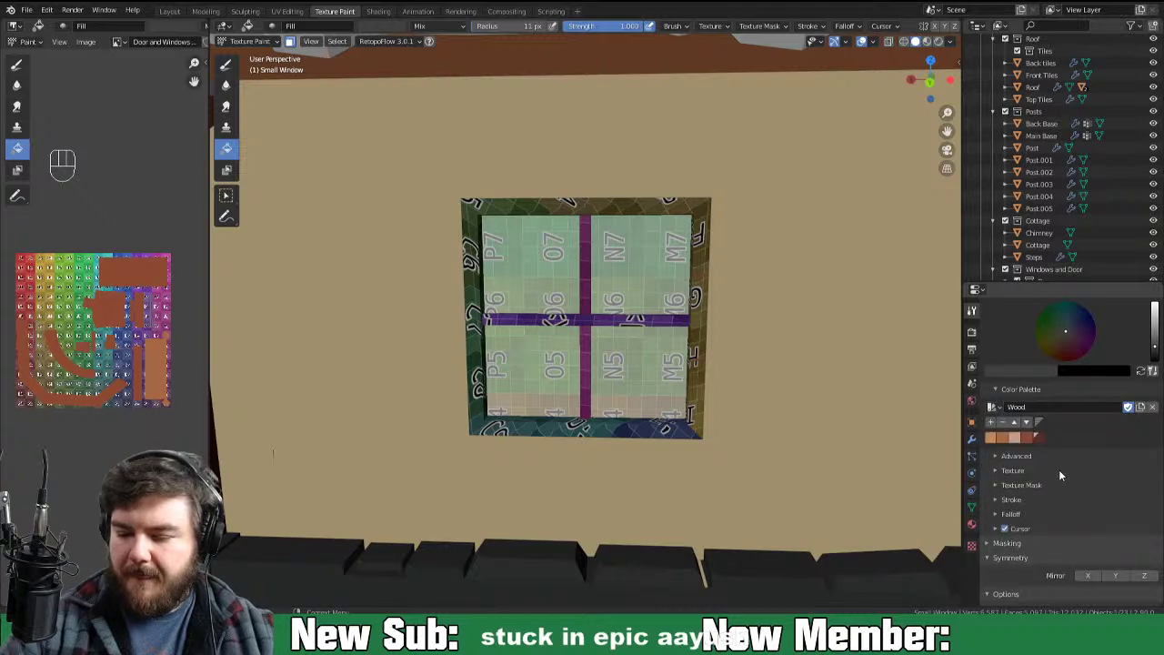
pyautogui.click(806, 503)
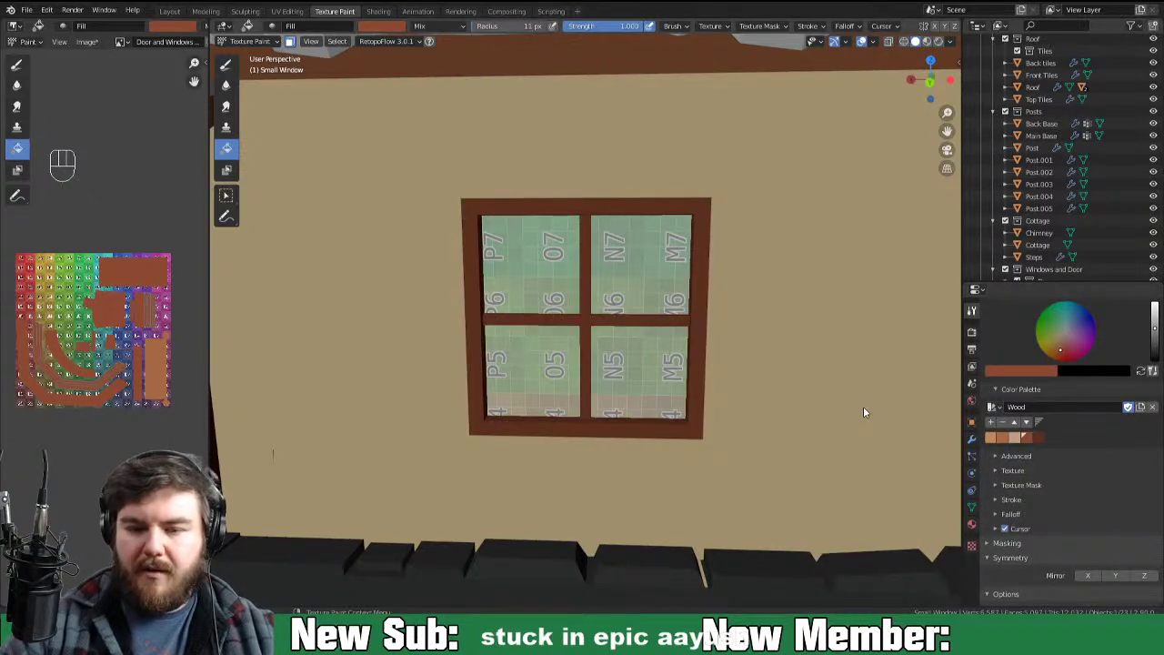
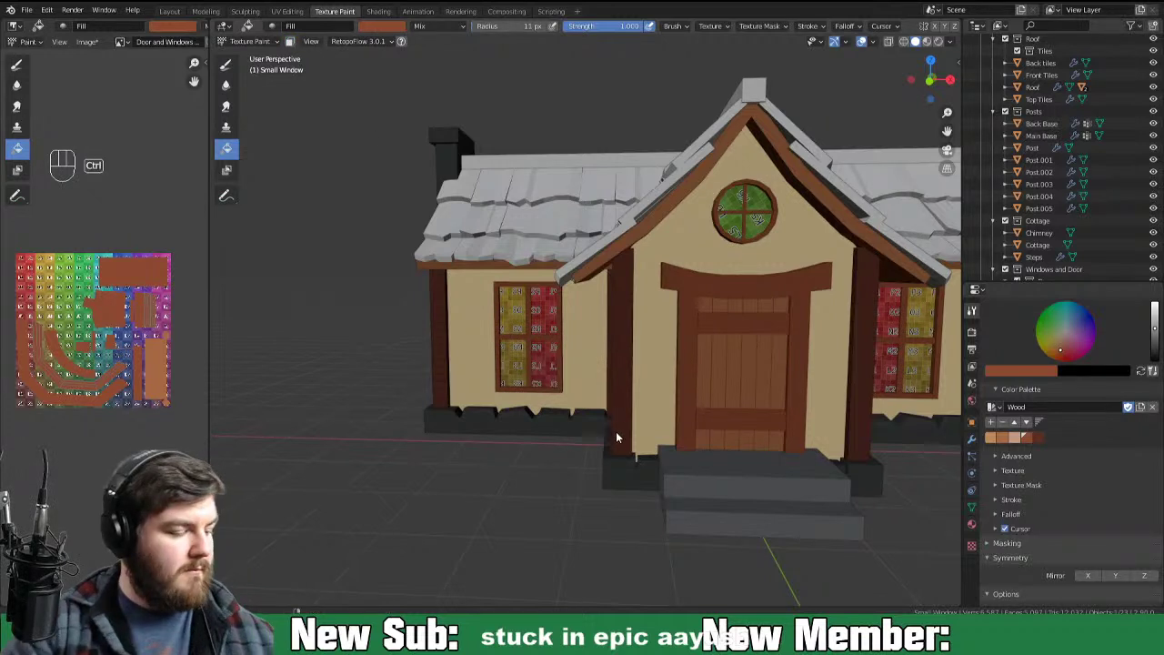
# Step: Save the .blend file and the Door and Windows Base Color texture image
pyautogui.press('ctrl+s')
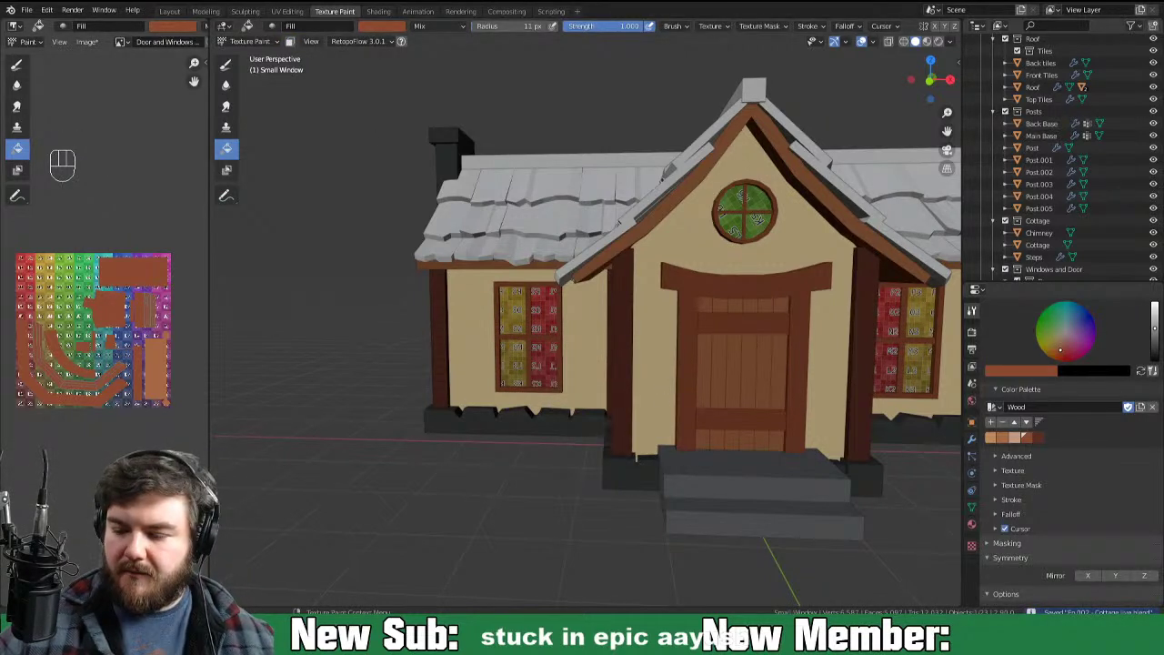
pyautogui.press('alt+s')
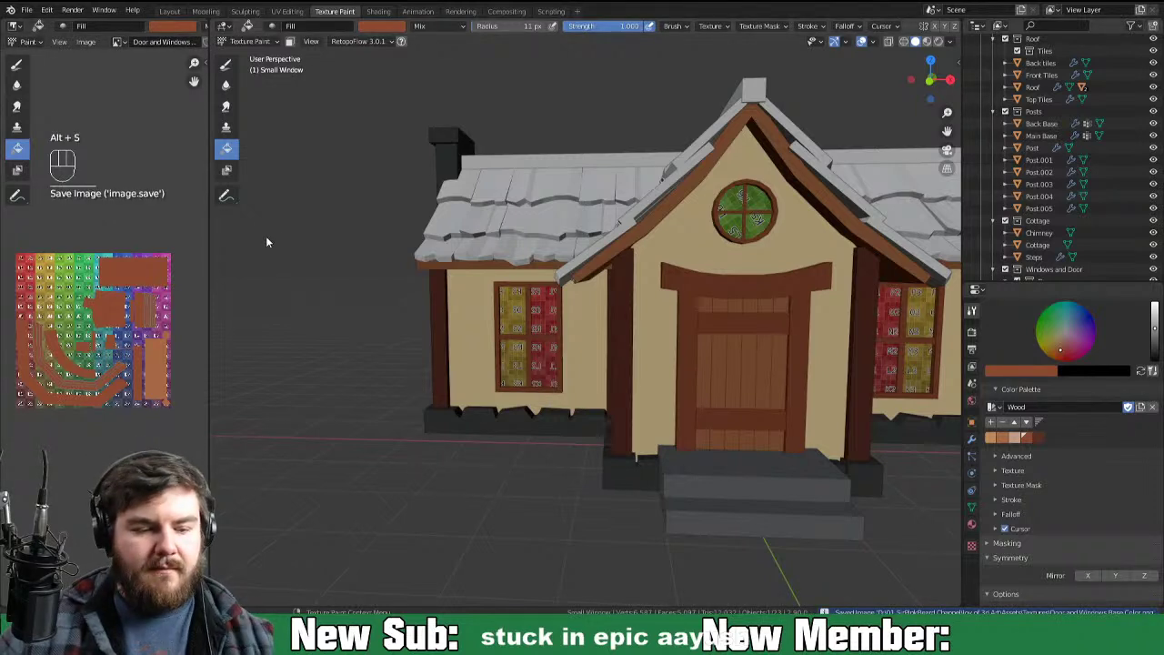
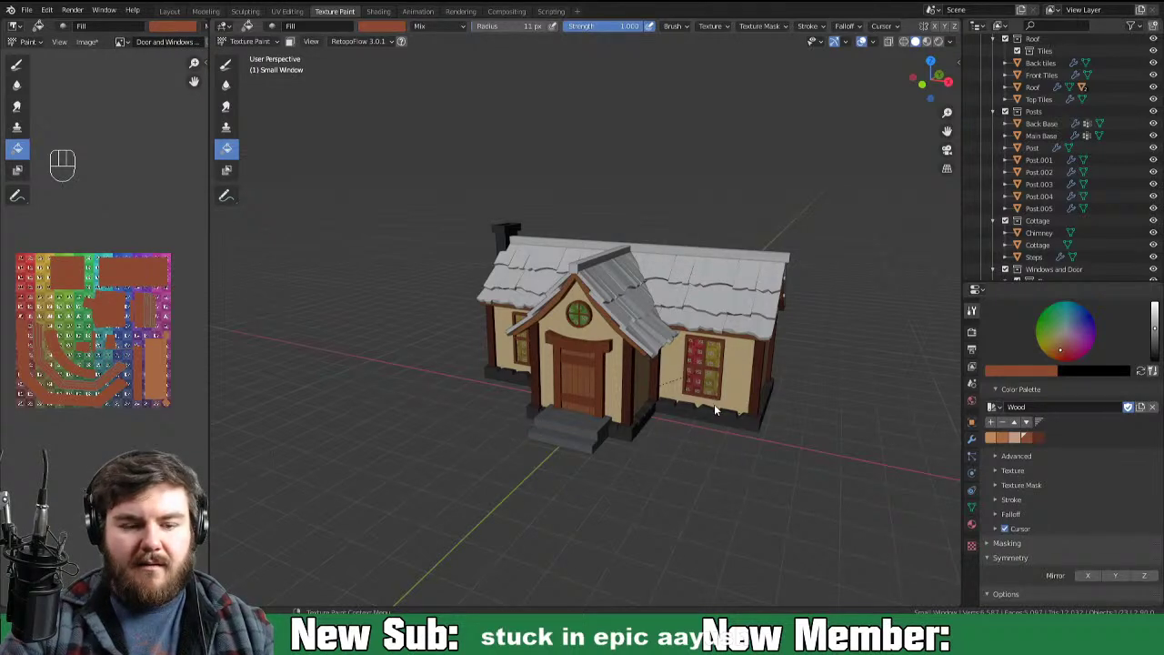
pyautogui.moveTo(824, 392); pyautogui.dragTo(652, 394)
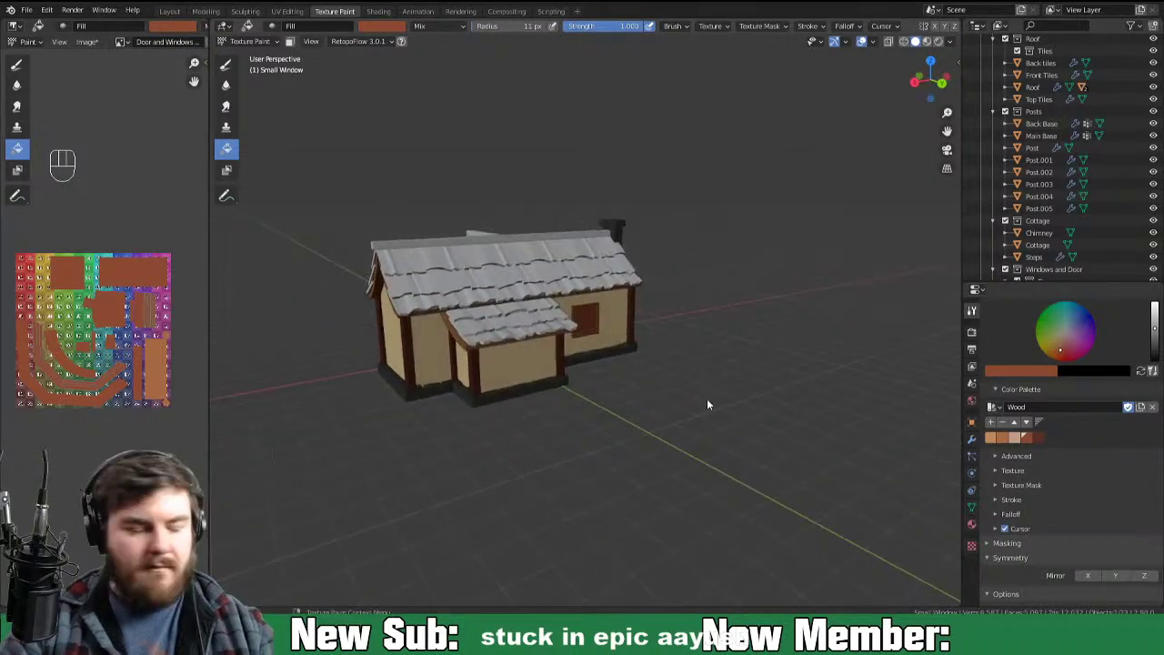
# Step: Undo, select the round gable window, zoom to it and select all its faces in Edit Mode
pyautogui.press('ctrl+z')
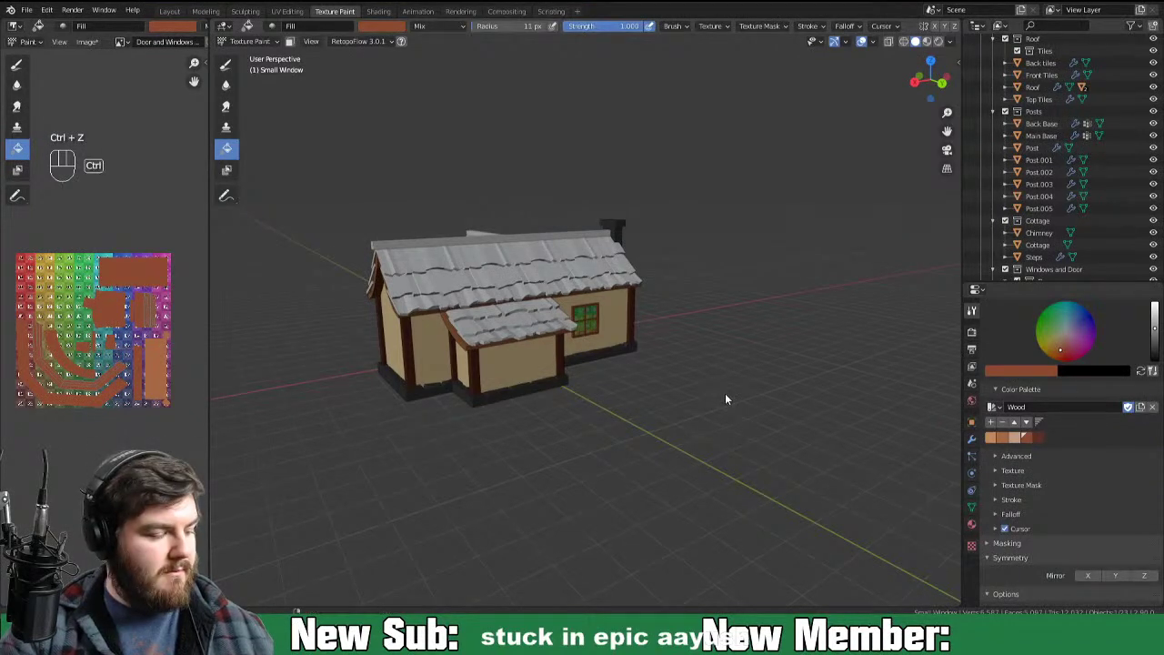
pyautogui.moveTo(659, 462); pyautogui.dragTo(813, 486)
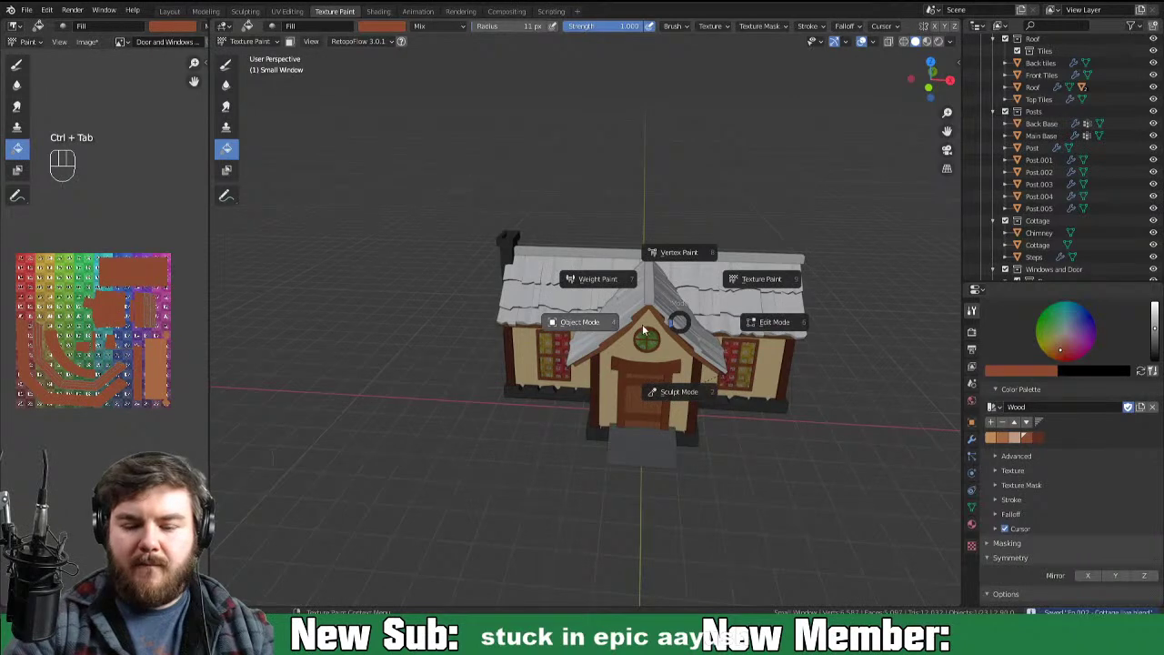
pyautogui.moveTo(654, 355); pyautogui.dragTo(687, 378)
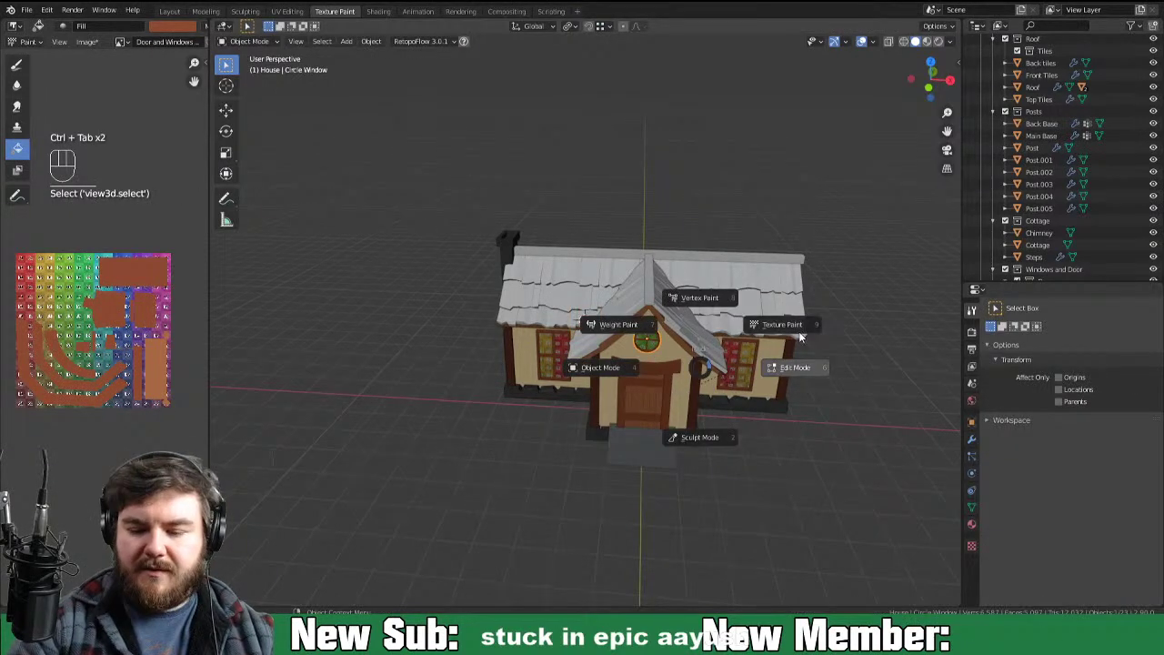
pyautogui.press('KP_Decimal')
pyautogui.middleClick(751, 349)
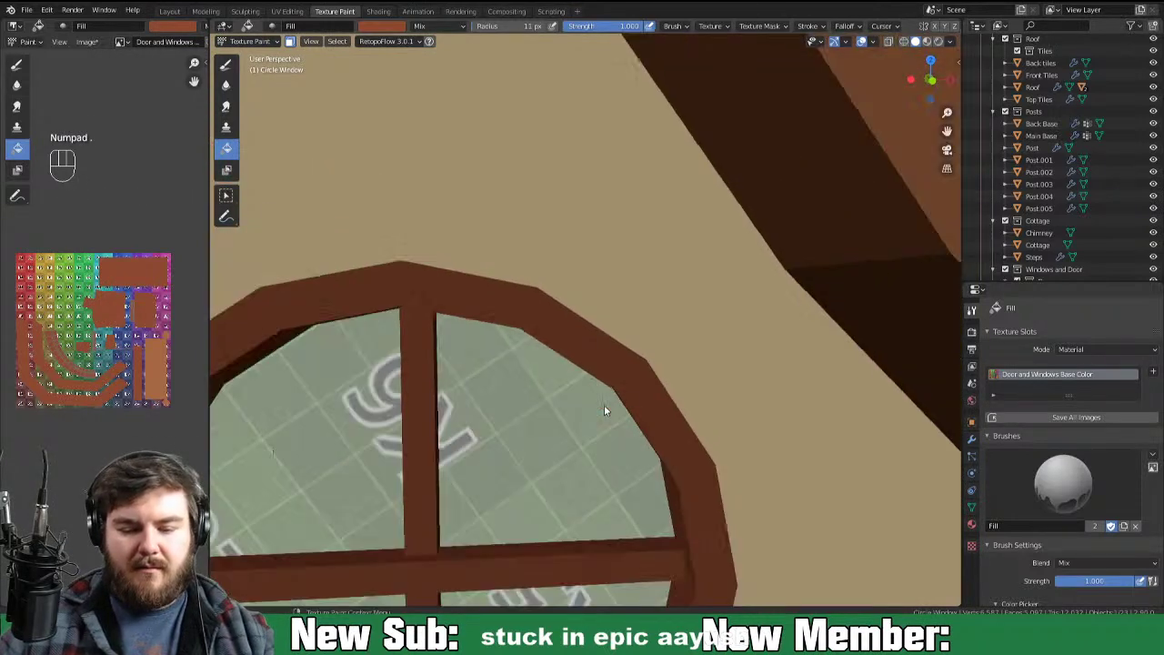
pyautogui.press('ctrl+Tab')
pyautogui.press('ctrl+Tab')
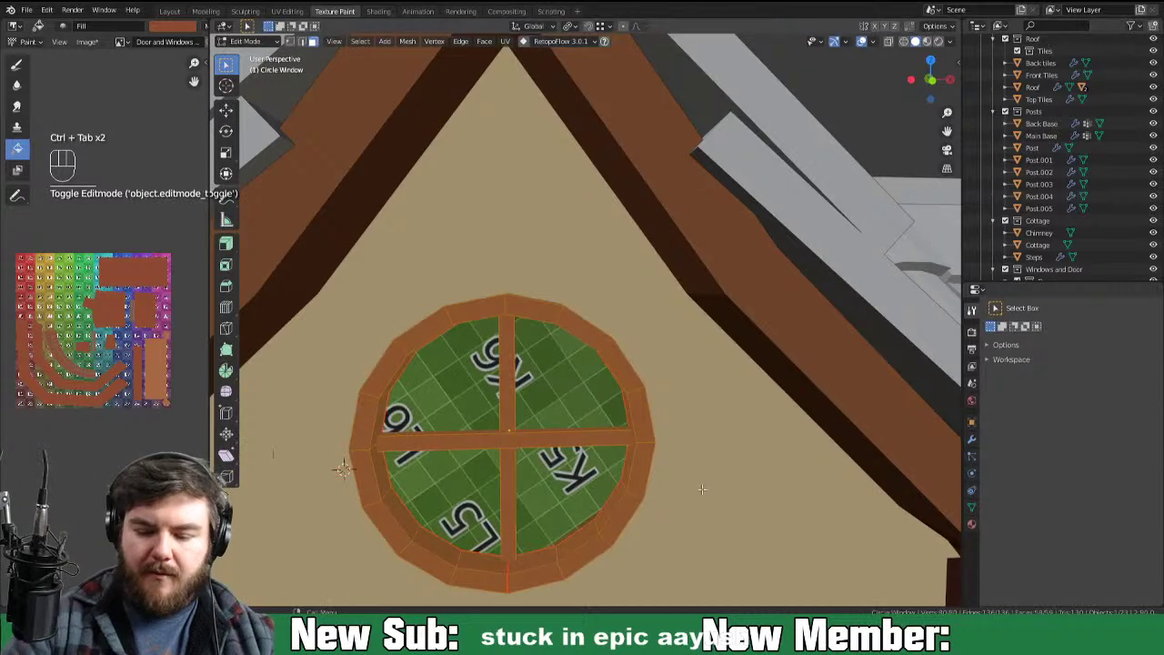
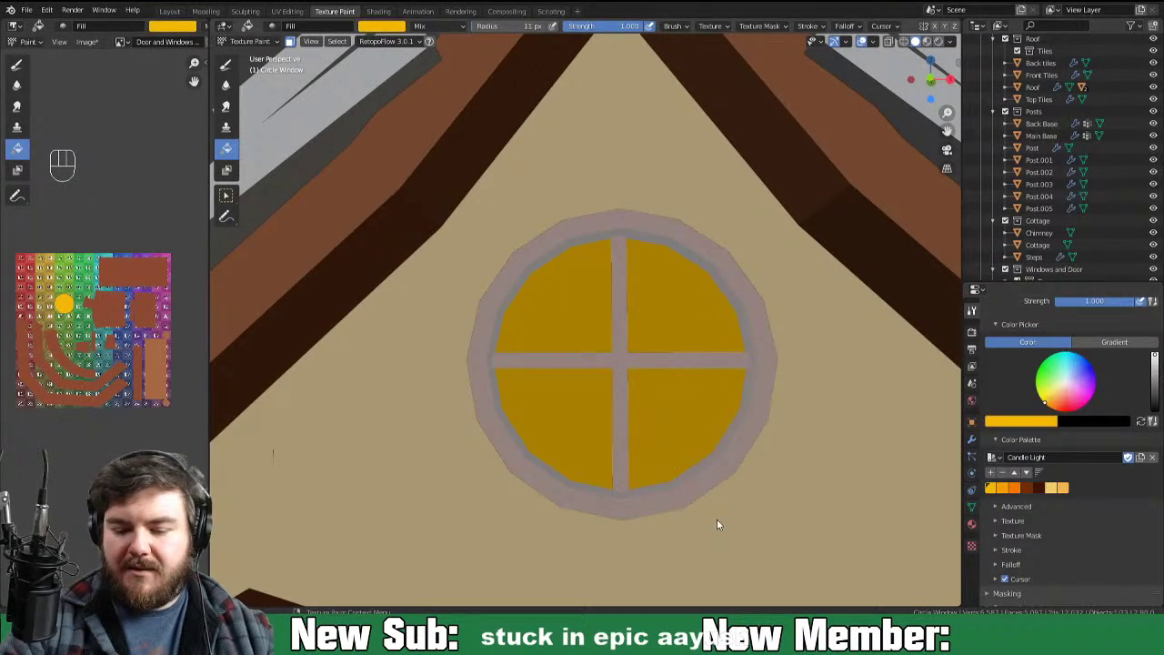
# Step: Fill the round window's panes with Candle Light palette yellow using the Fill brush
pyautogui.middleClick(733, 510)
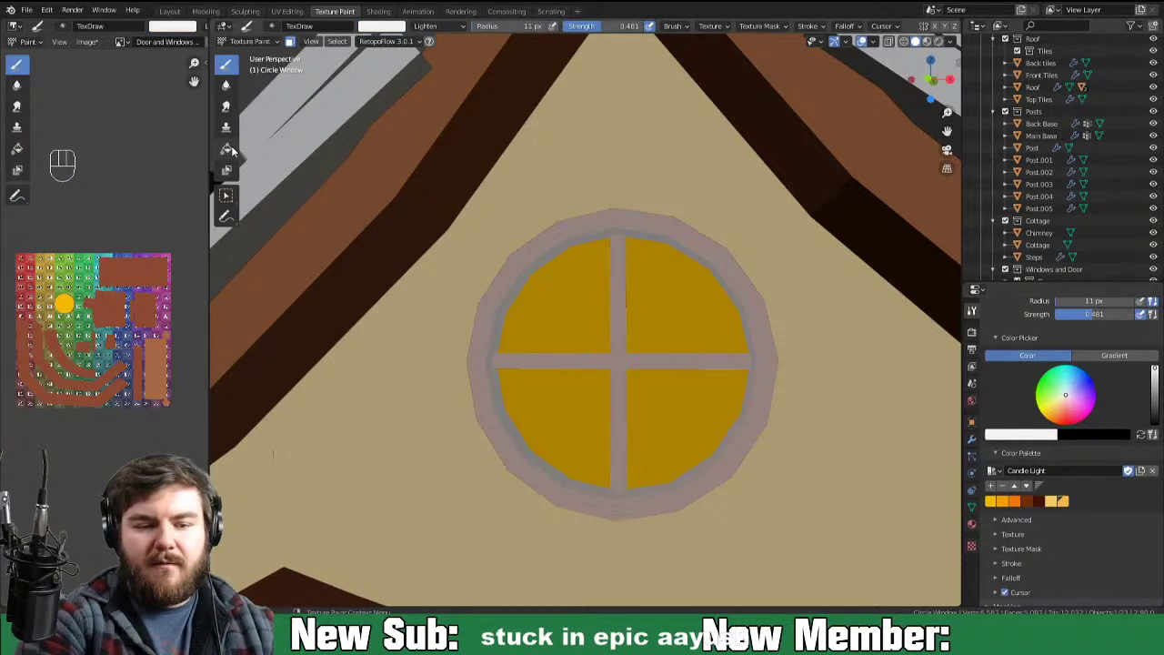
pyautogui.click(239, 149)
pyautogui.click(993, 497)
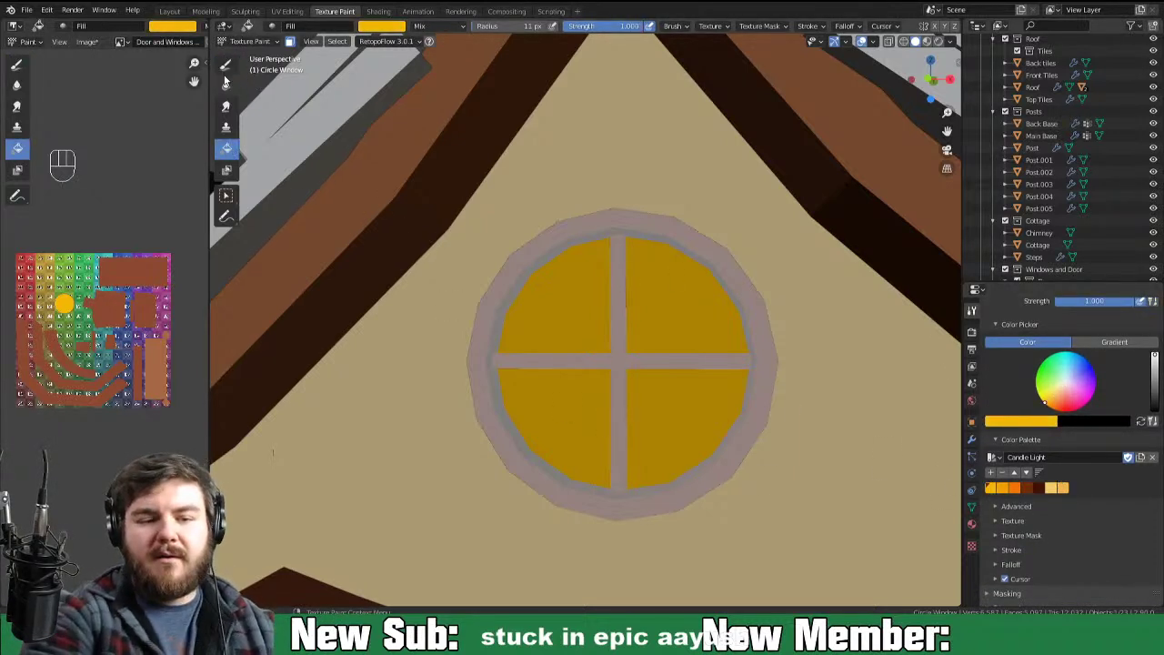
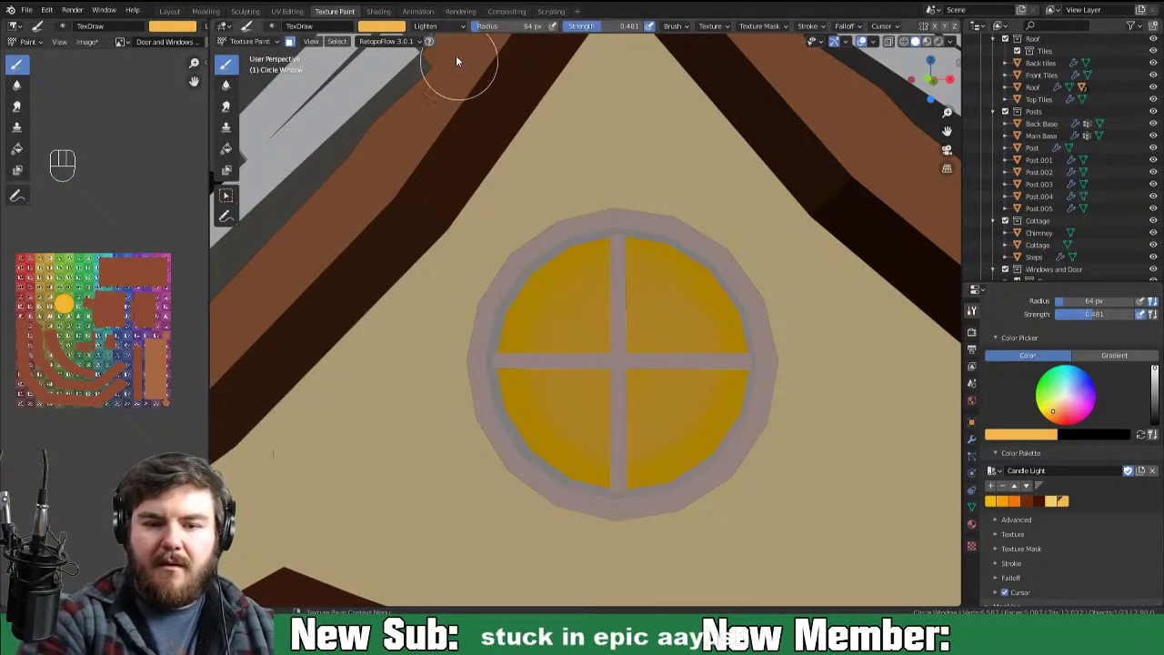
# Step: Brush a soft yellow glow over the round window panes with the TexDraw brush
pyautogui.moveTo(457, 31); pyautogui.dragTo(494, 73)
pyautogui.moveTo(644, 323); pyautogui.dragTo(680, 324)
pyautogui.moveTo(678, 303); pyautogui.dragTo(664, 412)
pyautogui.moveTo(732, 434); pyautogui.dragTo(742, 433)
pyautogui.moveTo(671, 419); pyautogui.dragTo(587, 294)
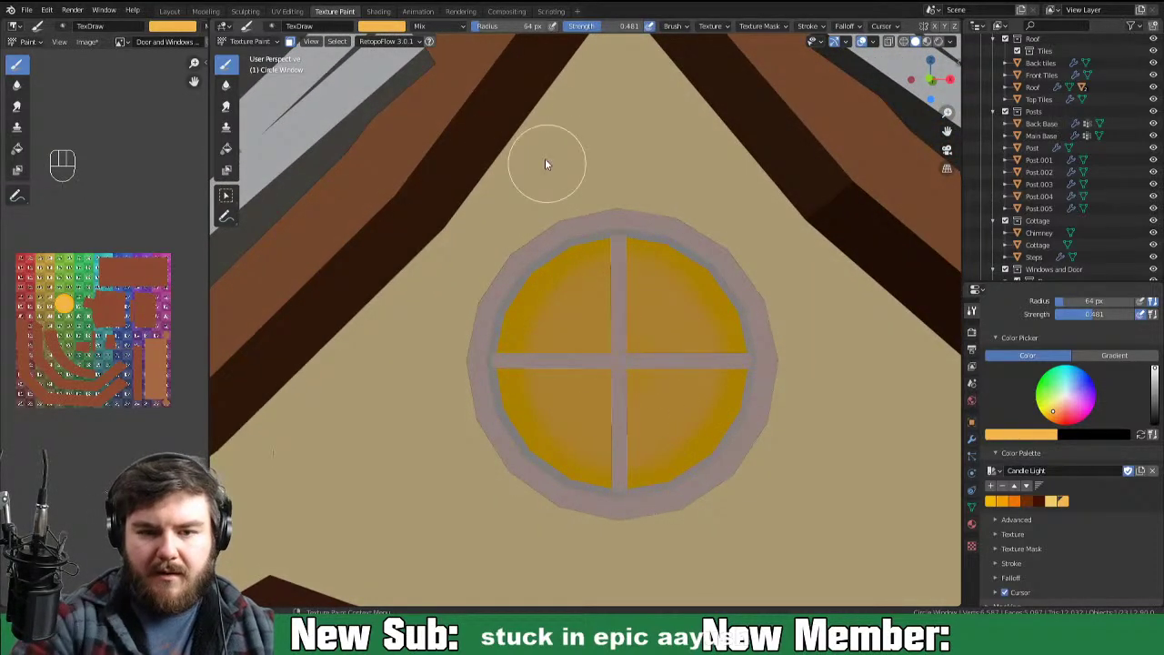
pyautogui.moveTo(605, 314); pyautogui.dragTo(691, 370)
pyautogui.moveTo(638, 443); pyautogui.dragTo(708, 411)
# Step: Brighten the pane centres and lower panes with a paler yellow highlight
pyautogui.click(1059, 506)
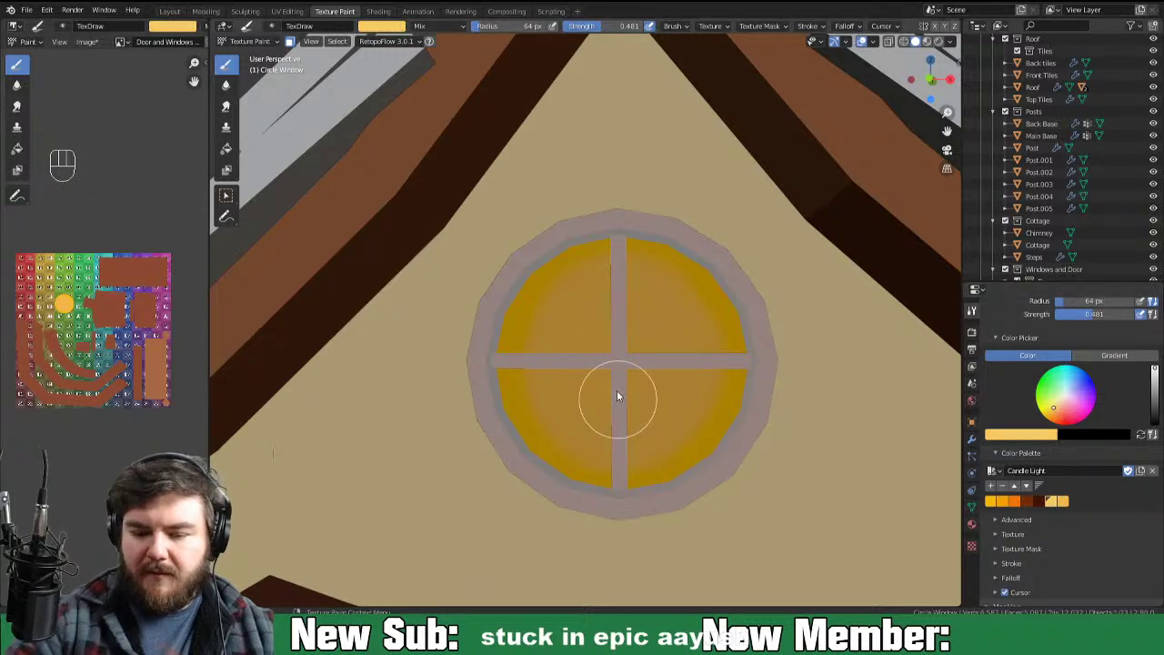
pyautogui.moveTo(625, 380); pyautogui.dragTo(654, 415)
pyautogui.moveTo(589, 290); pyautogui.dragTo(702, 382)
pyautogui.moveTo(598, 285); pyautogui.dragTo(646, 447)
pyautogui.moveTo(560, 335); pyautogui.dragTo(572, 463)
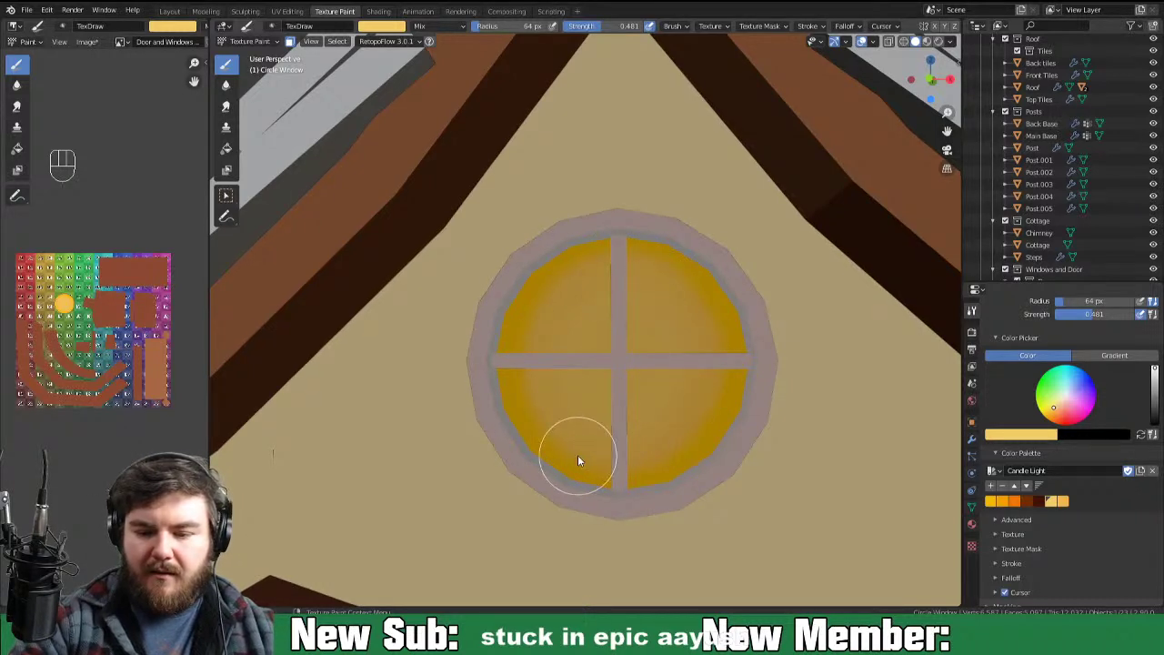
pyautogui.moveTo(709, 418); pyautogui.dragTo(706, 295)
pyautogui.moveTo(721, 316); pyautogui.dragTo(595, 488)
pyautogui.moveTo(674, 455); pyautogui.dragTo(575, 272)
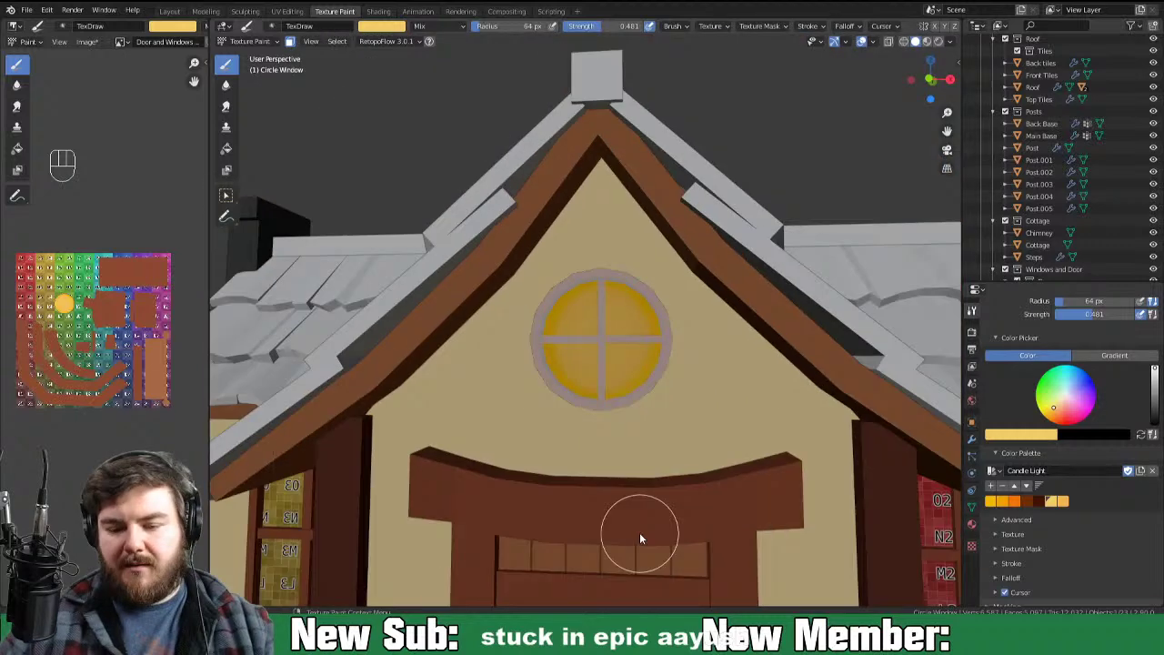
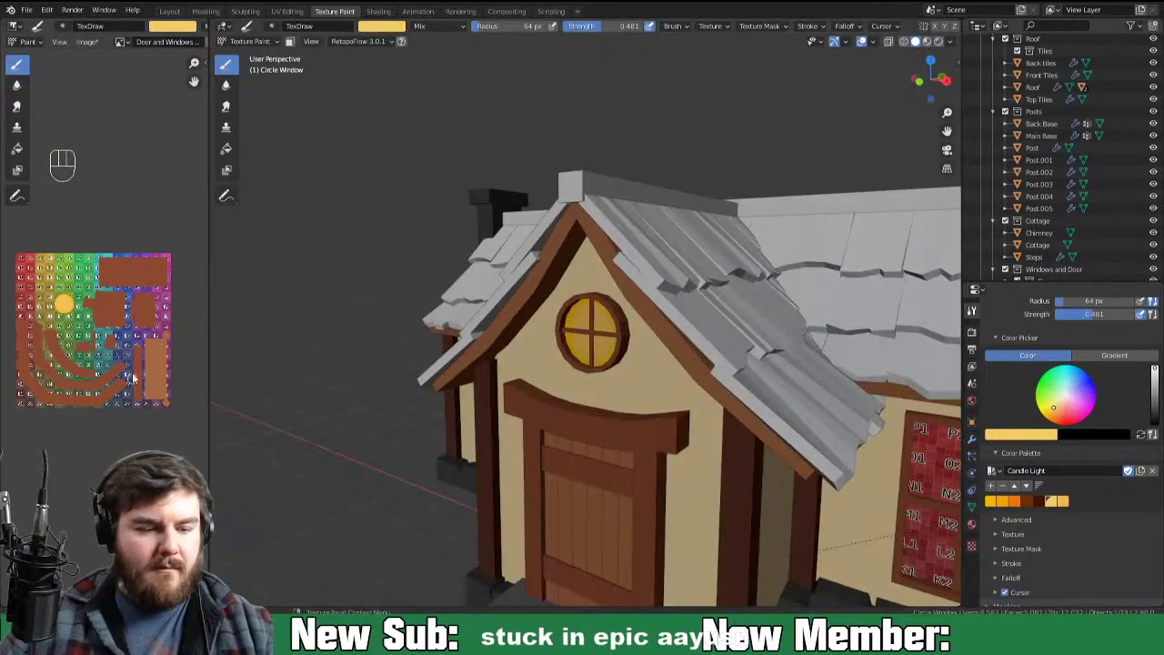
# Step: Save the texture image and the scene, then return to Object Mode for the tall window
pyautogui.press('alt+s')
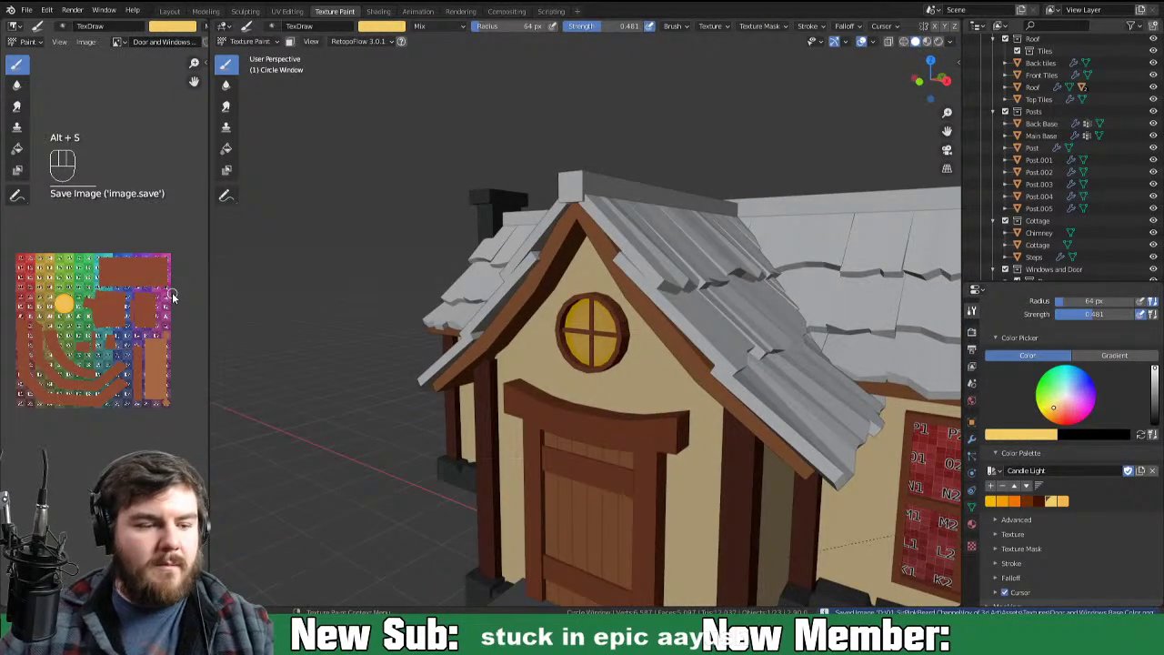
pyautogui.press('ctrl+s')
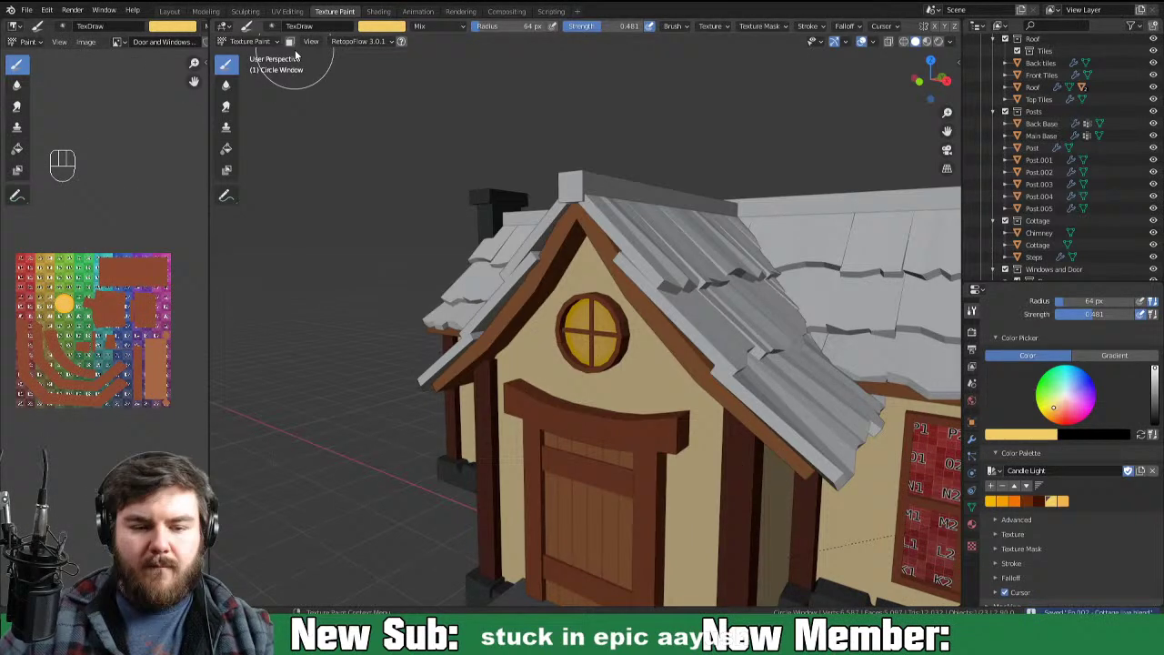
pyautogui.press('ctrl+Tab')
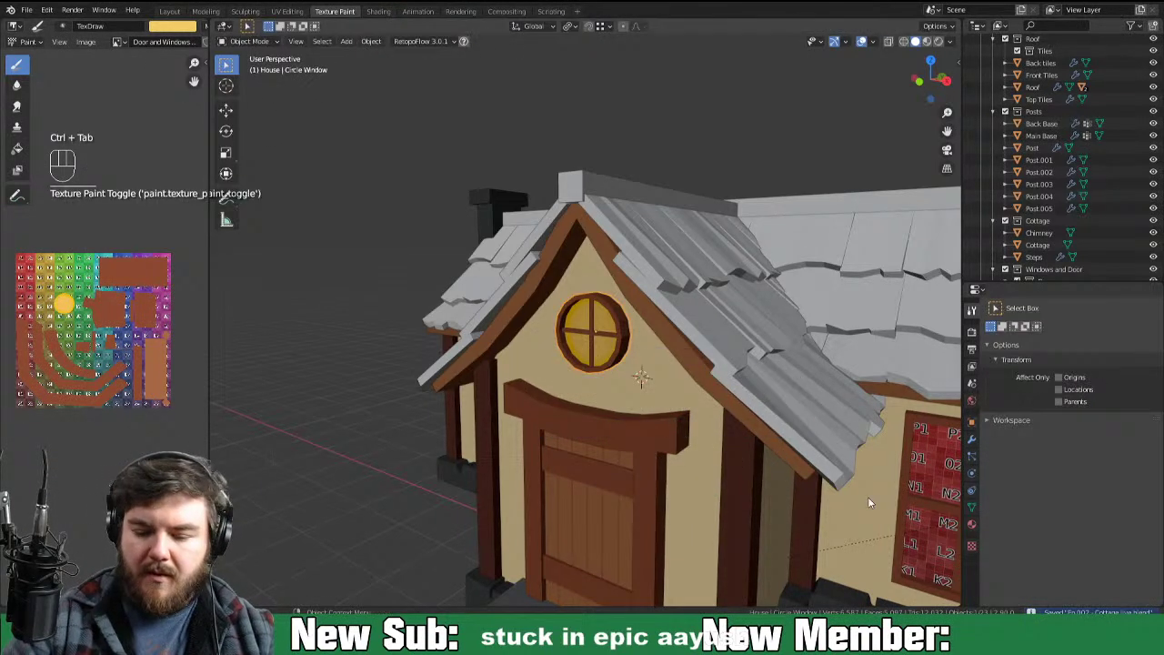
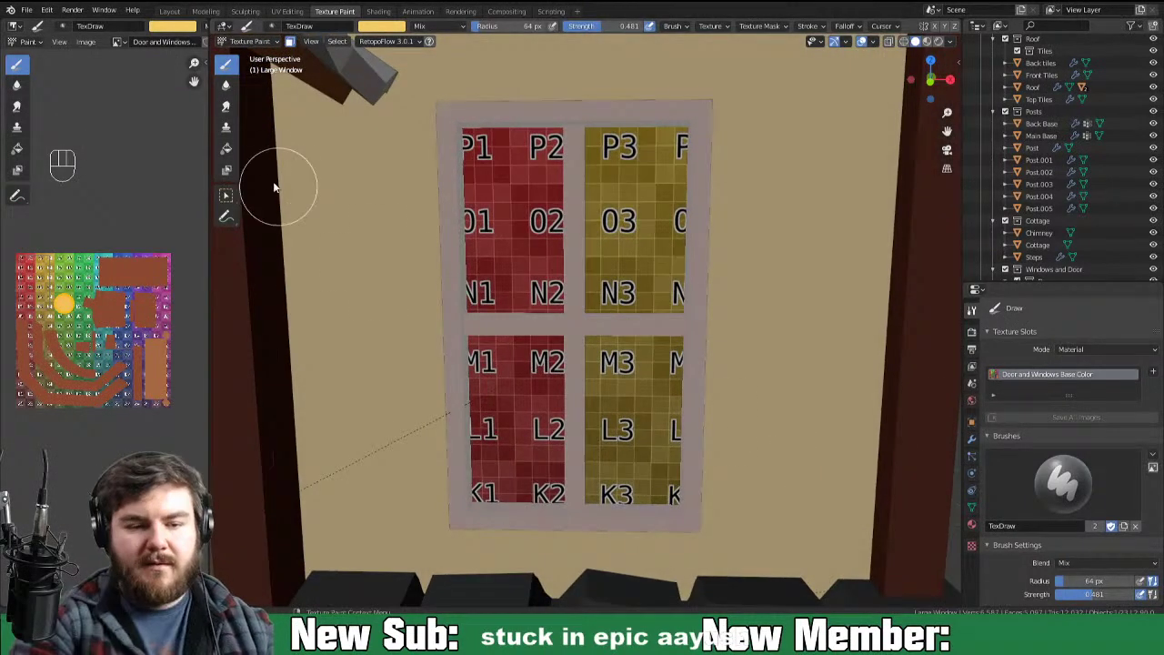
# Step: Fill the tall four-pane window yellow and brush a softer glow over its panes
pyautogui.click(242, 154)
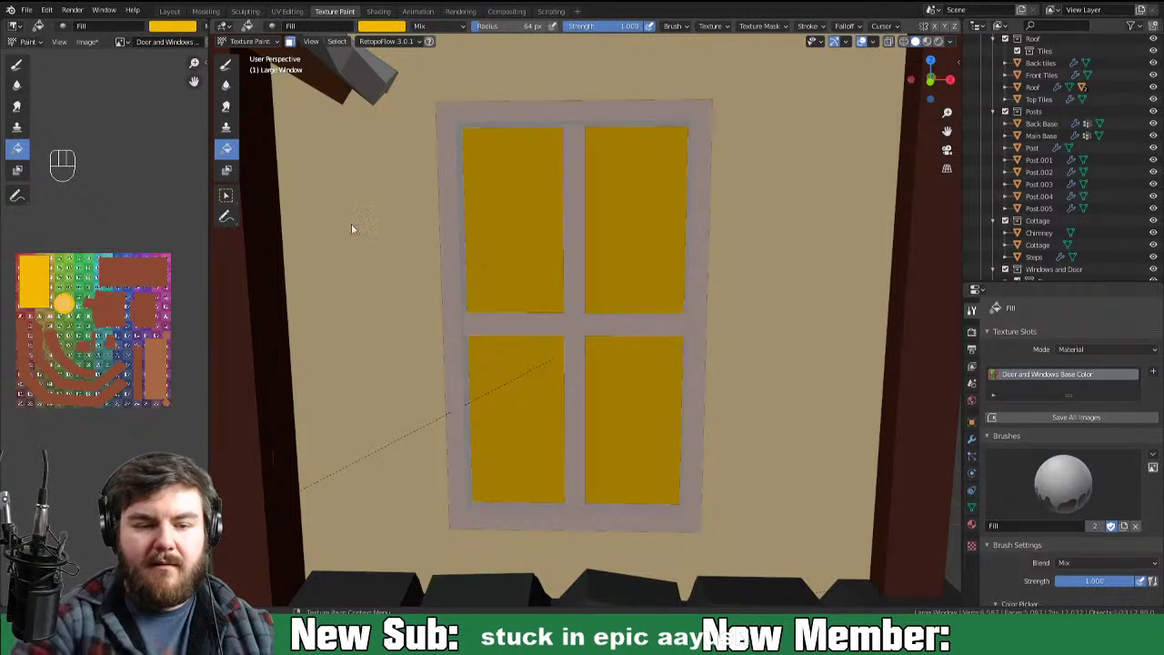
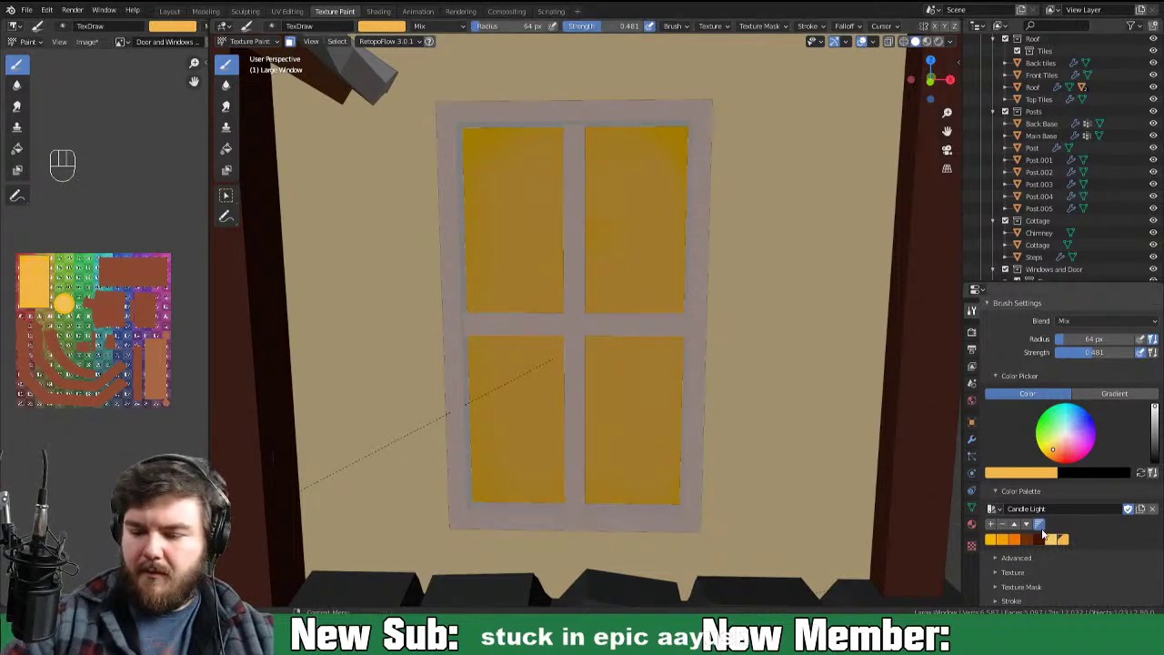
pyautogui.moveTo(571, 352); pyautogui.dragTo(532, 163)
pyautogui.moveTo(501, 199); pyautogui.dragTo(515, 445)
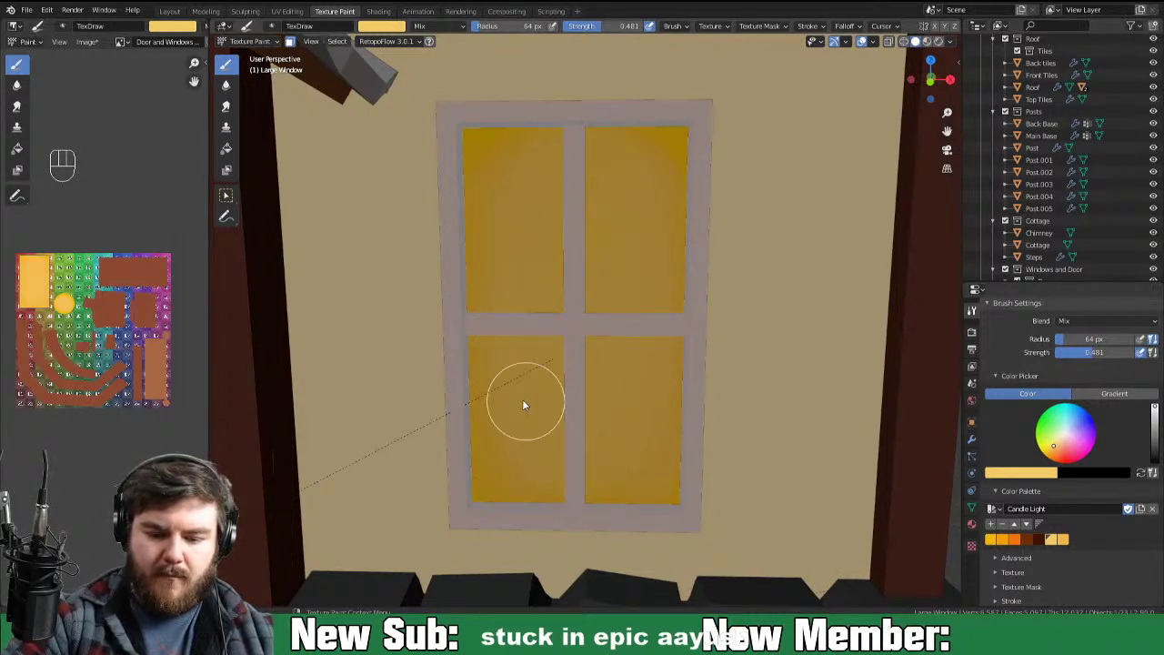
pyautogui.moveTo(504, 451); pyautogui.dragTo(557, 480)
pyautogui.moveTo(524, 495); pyautogui.dragTo(573, 461)
pyautogui.moveTo(628, 484); pyautogui.dragTo(653, 403)
pyautogui.moveTo(660, 434); pyautogui.dragTo(606, 145)
# Step: Highlight the centres of the tall window panes with a paler yellow
pyautogui.click(635, 170)
pyautogui.moveTo(563, 357); pyautogui.dragTo(625, 273)
pyautogui.moveTo(544, 299); pyautogui.dragTo(630, 330)
pyautogui.moveTo(615, 322); pyautogui.dragTo(606, 392)
pyautogui.moveTo(618, 284); pyautogui.dragTo(598, 248)
pyautogui.moveTo(594, 259); pyautogui.dragTo(585, 407)
pyautogui.moveTo(516, 343); pyautogui.dragTo(543, 243)
pyautogui.moveTo(541, 263); pyautogui.dragTo(605, 426)
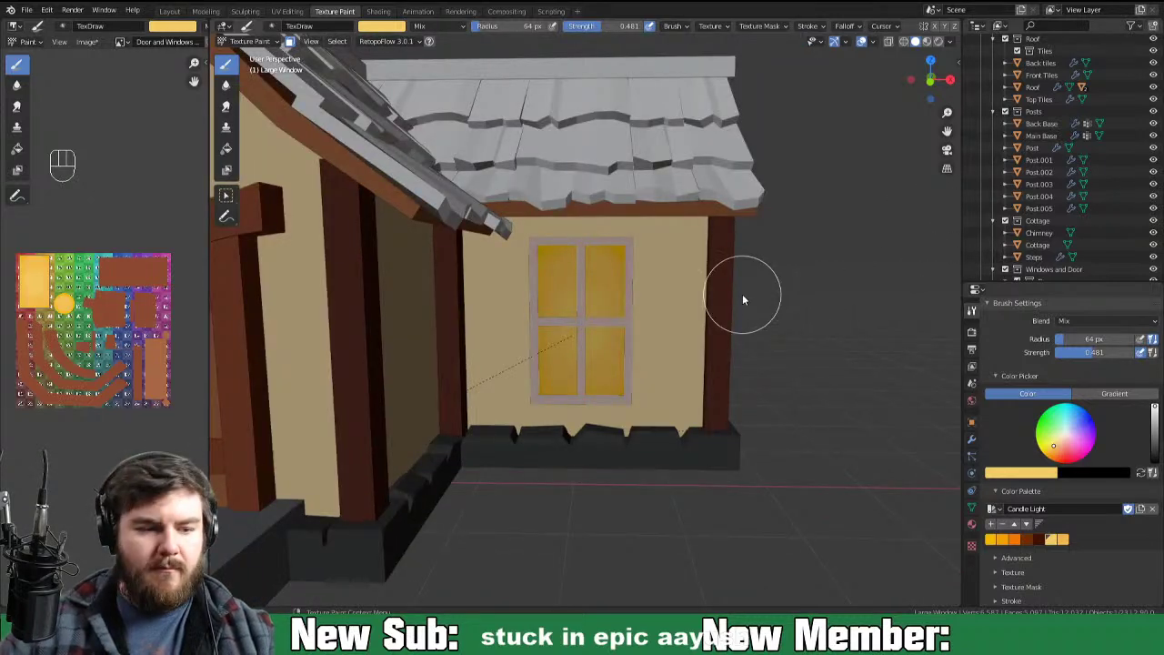
# Step: Return to Object Mode and save the texture image and the cottage file
pyautogui.press('ctrl+Tab')
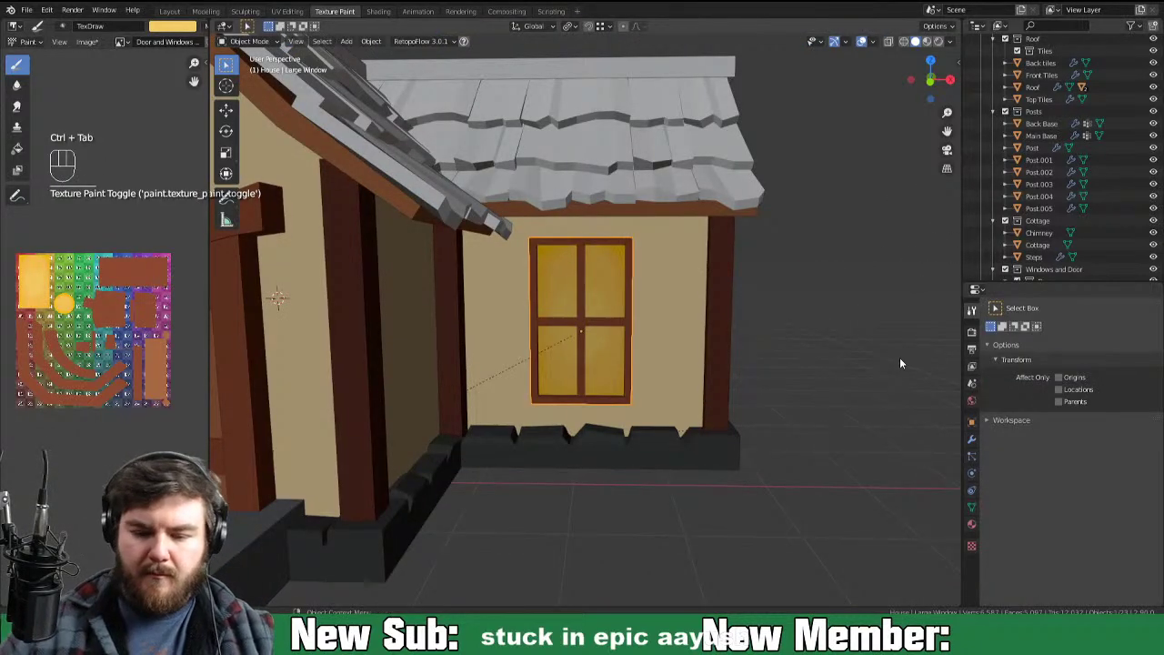
pyautogui.press('alt+s')
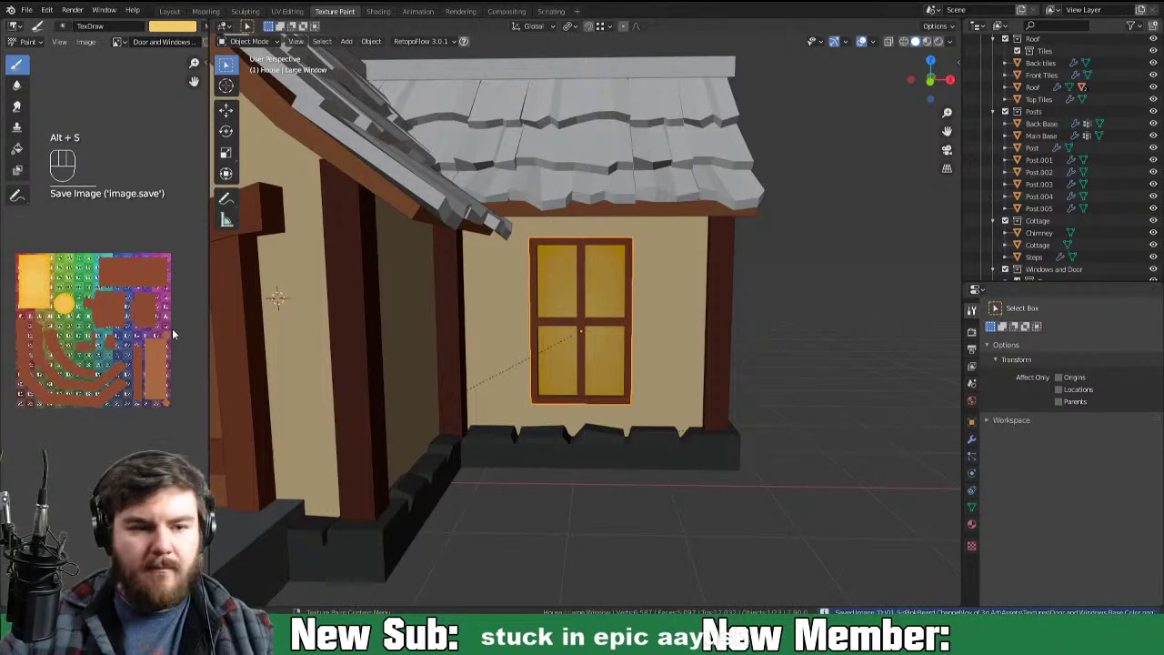
pyautogui.press('ctrl+s')
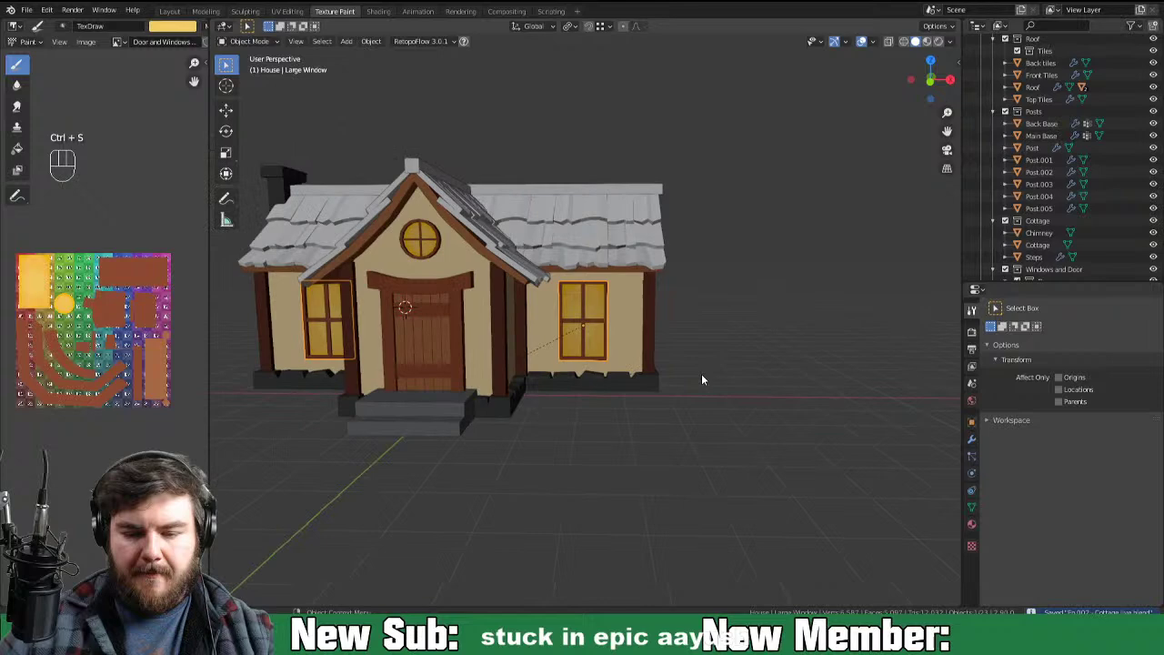
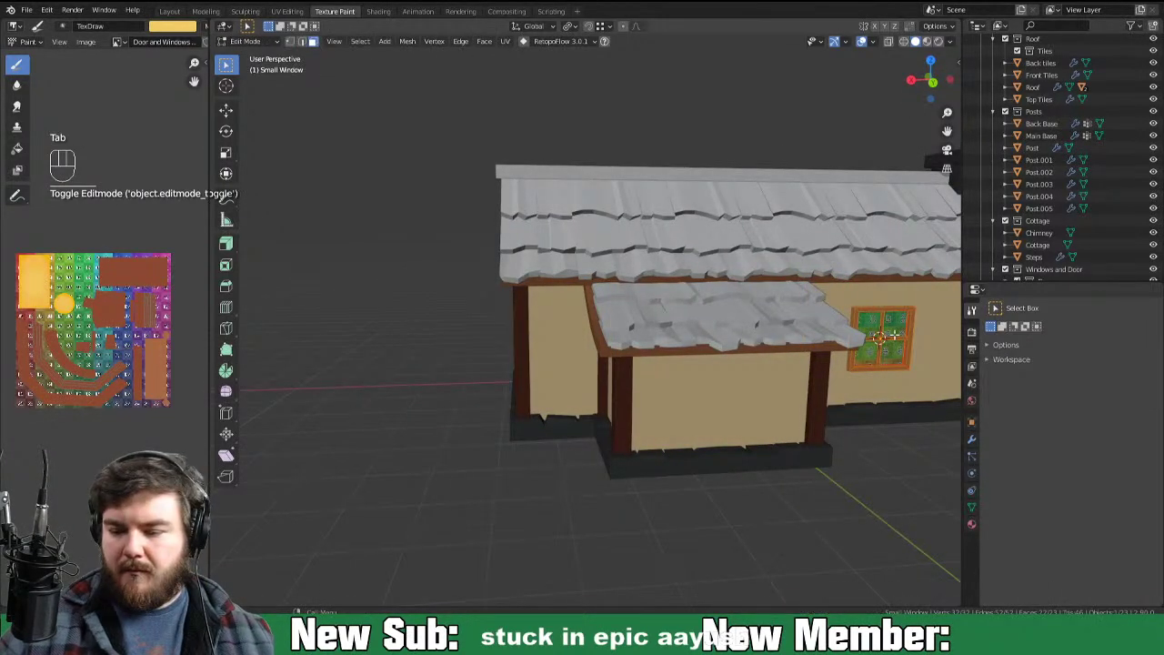
# Step: Enter Texture Paint on the small side window and frame the view on it
pyautogui.press('ctrl+Tab')
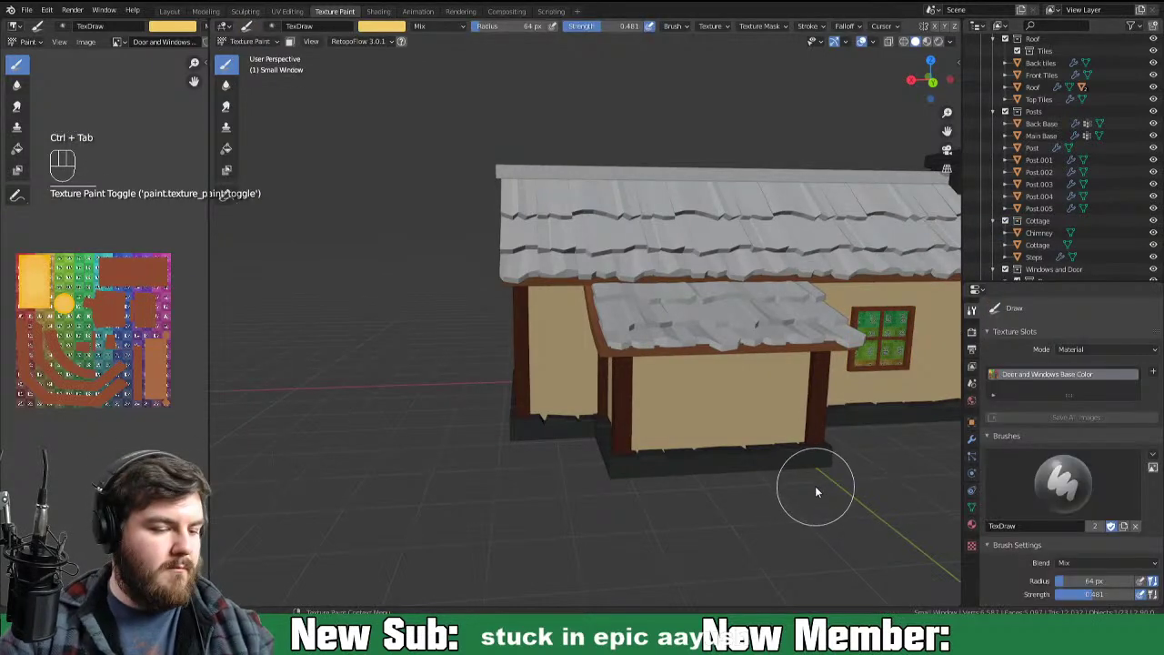
pyautogui.press('KP_Decimal')
pyautogui.press('KP_0')
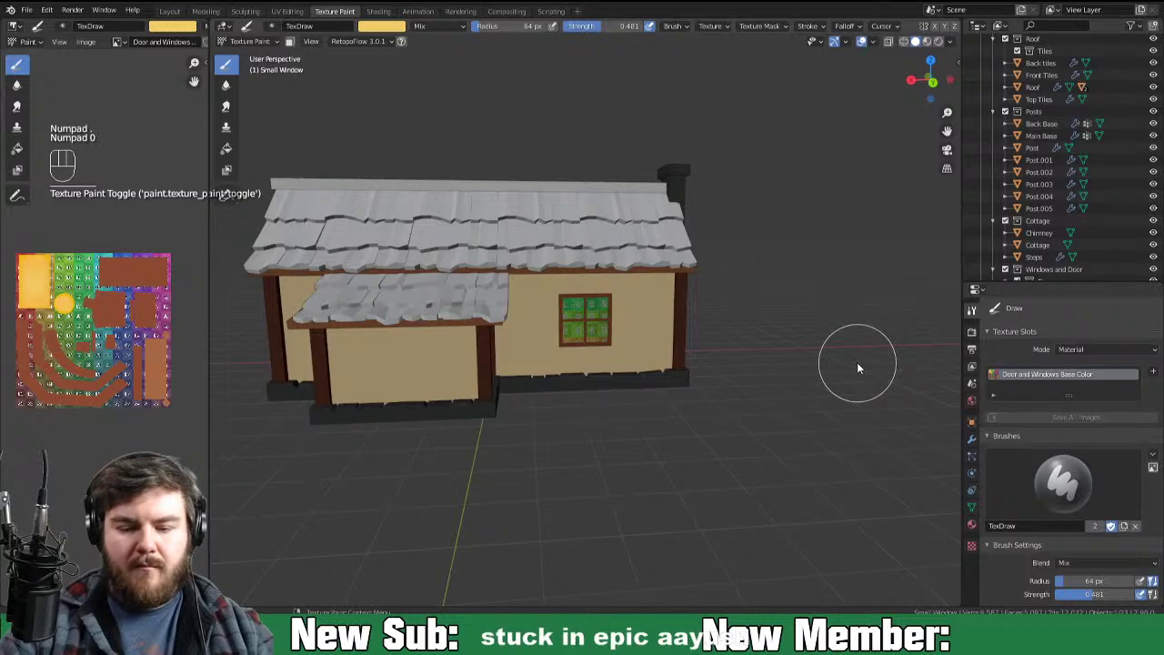
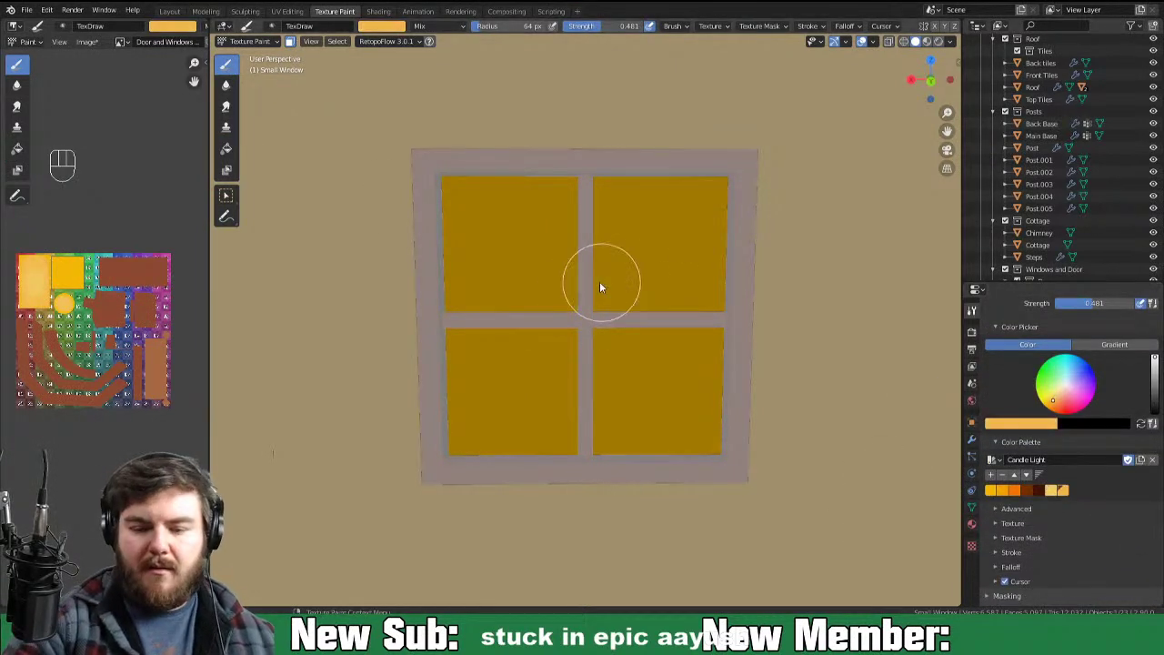
# Step: Paint the small side window's four panes candle-light yellow
pyautogui.moveTo(575, 351); pyautogui.dragTo(704, 404)
pyautogui.moveTo(556, 395); pyautogui.dragTo(667, 438)
pyautogui.moveTo(725, 239); pyautogui.dragTo(610, 421)
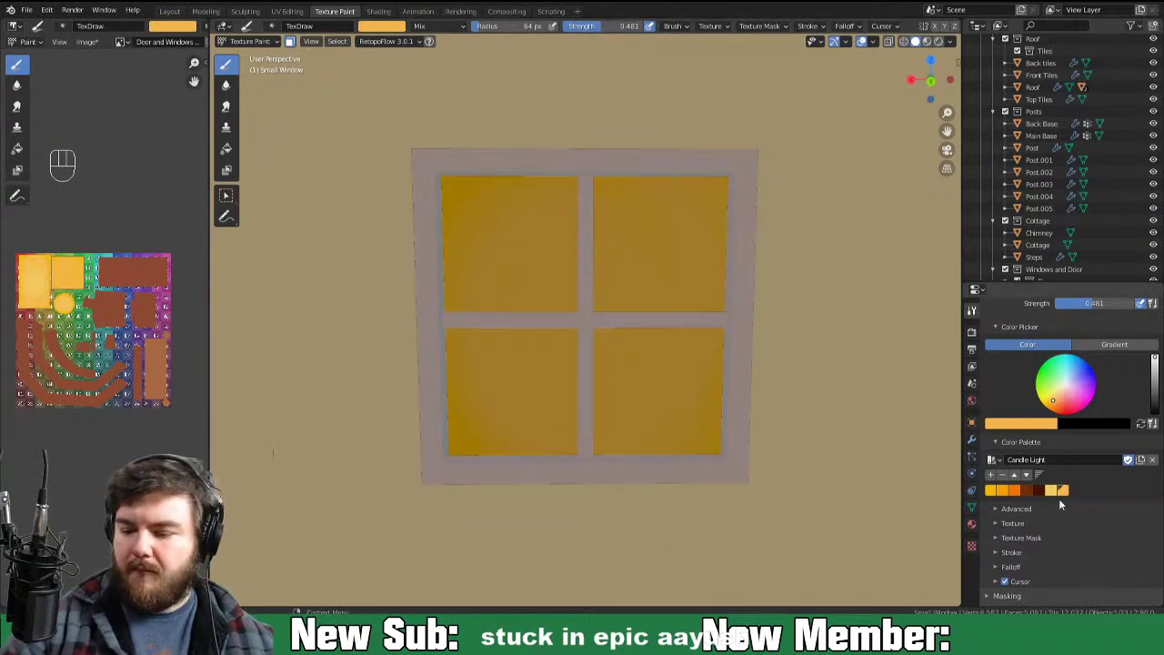
# Step: Shade the panes with a darker golden yellow and save the window texture image
pyautogui.click(1054, 493)
pyautogui.moveTo(565, 347); pyautogui.dragTo(636, 373)
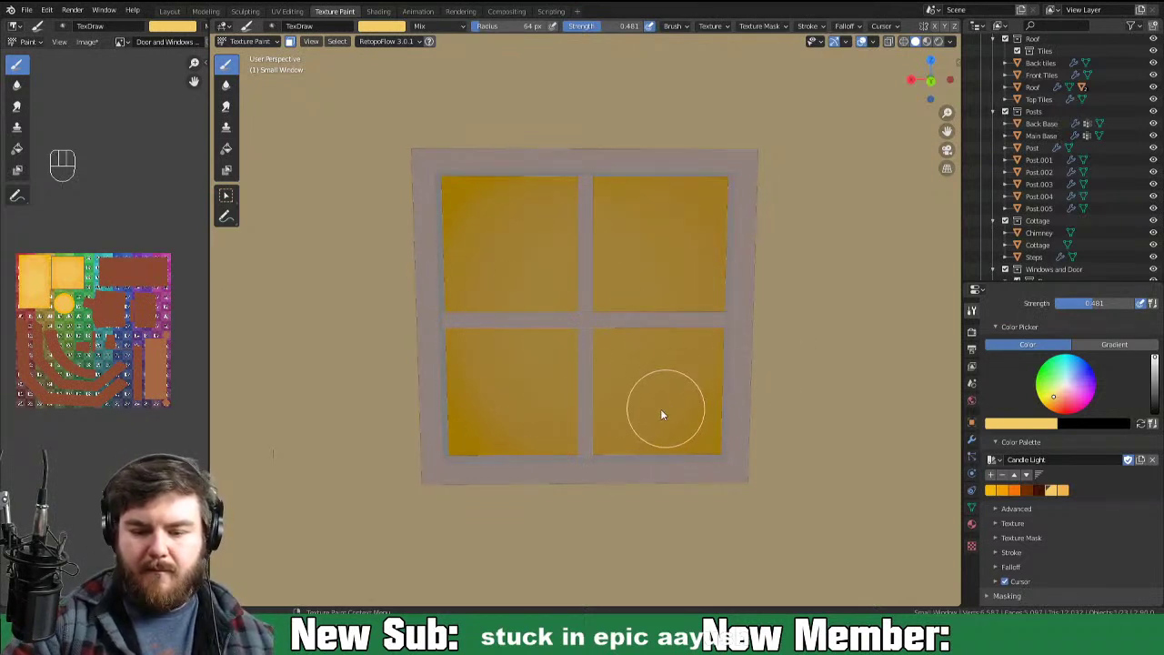
pyautogui.moveTo(579, 349); pyautogui.dragTo(614, 300)
pyautogui.moveTo(555, 343); pyautogui.dragTo(707, 374)
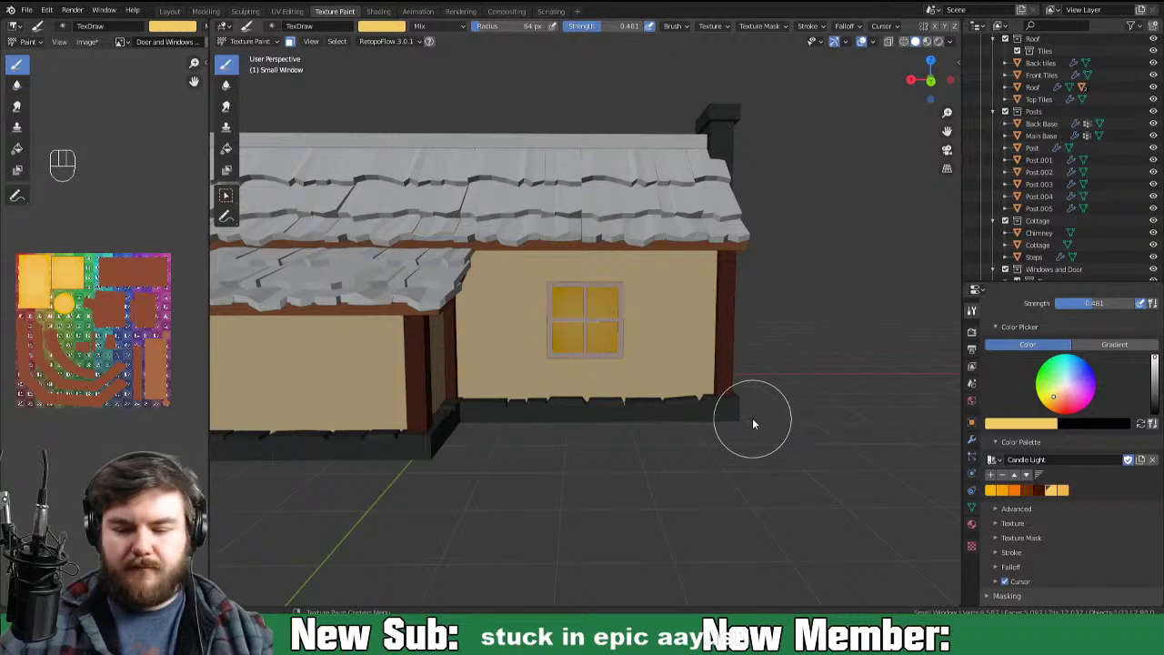
pyautogui.press('alt+s')
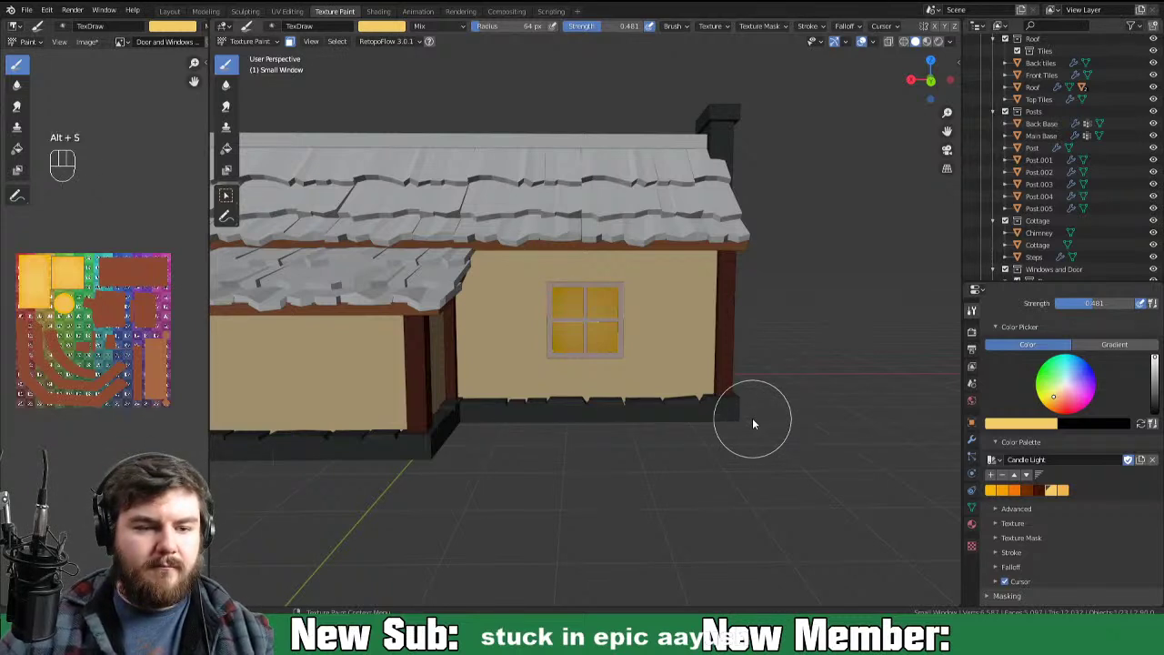
pyautogui.press('alt+s')
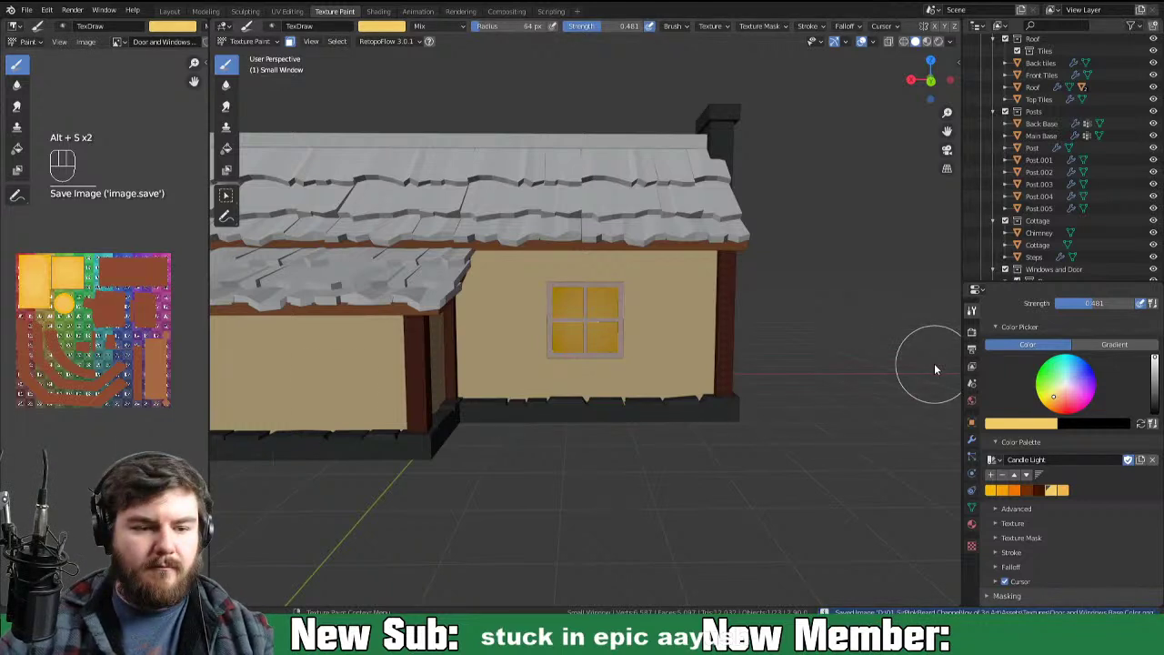
# Step: Save the cottage file and select the front roof beam for UV editing
pyautogui.press('ctrl+s')
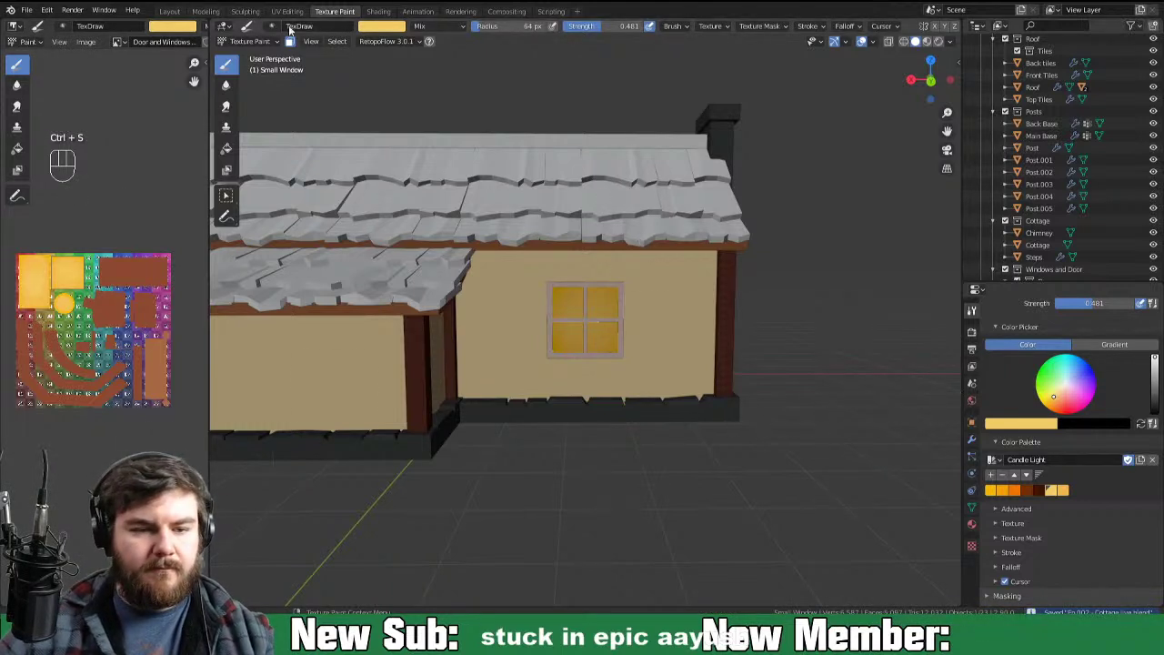
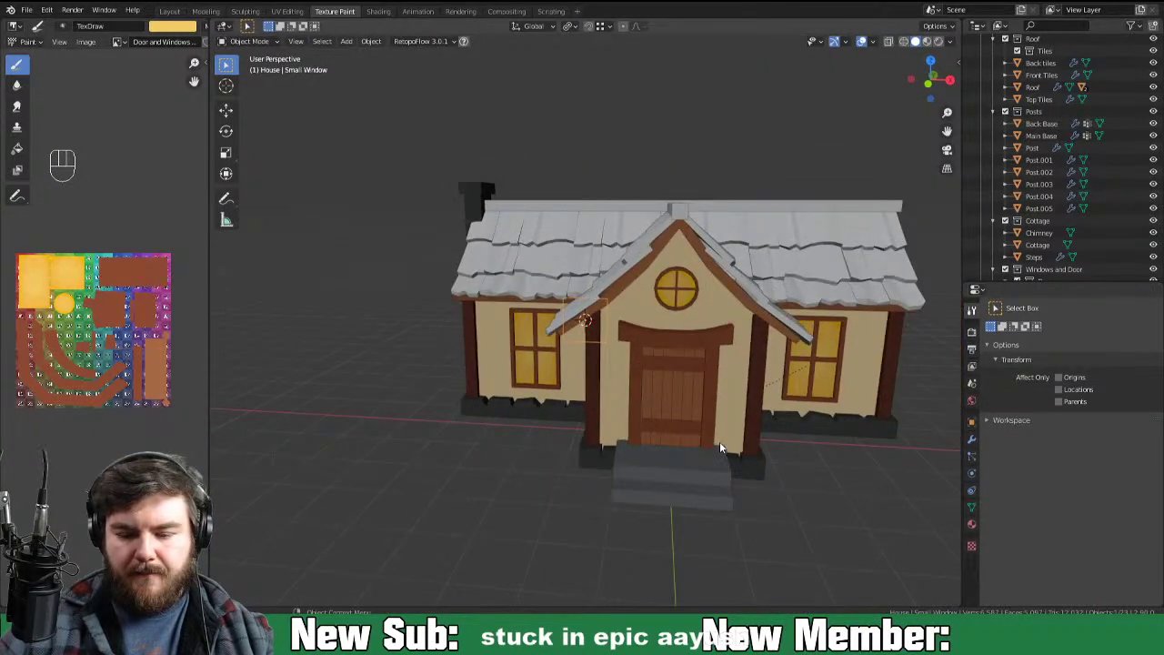
pyautogui.middleClick(747, 439)
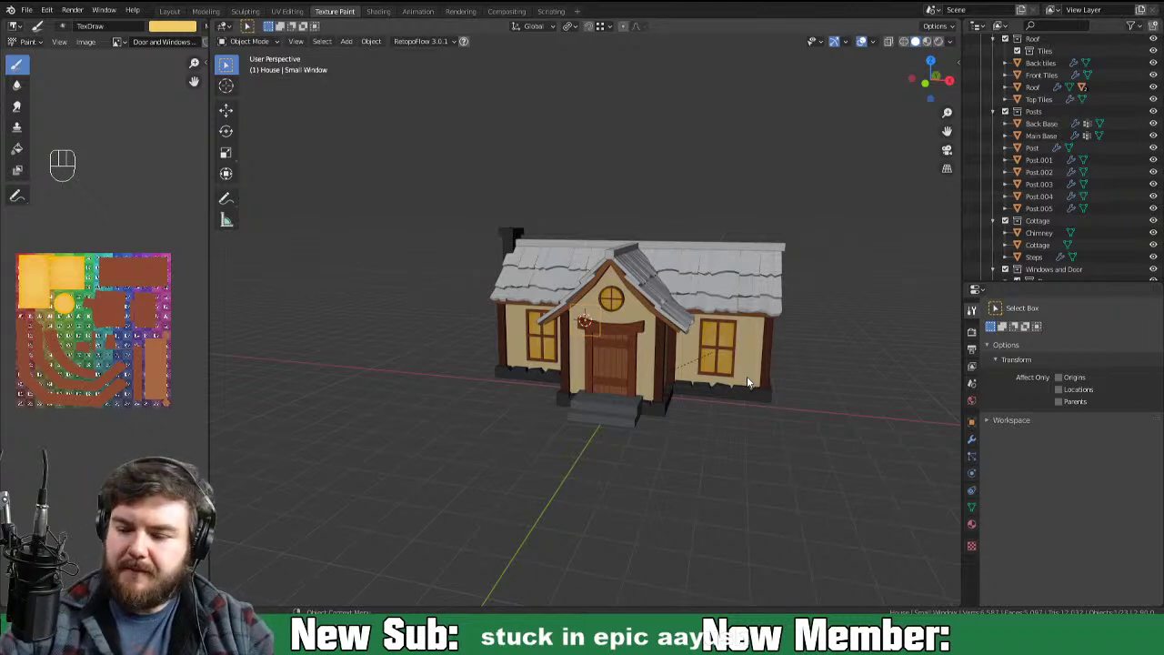
pyautogui.press('ctrl+s')
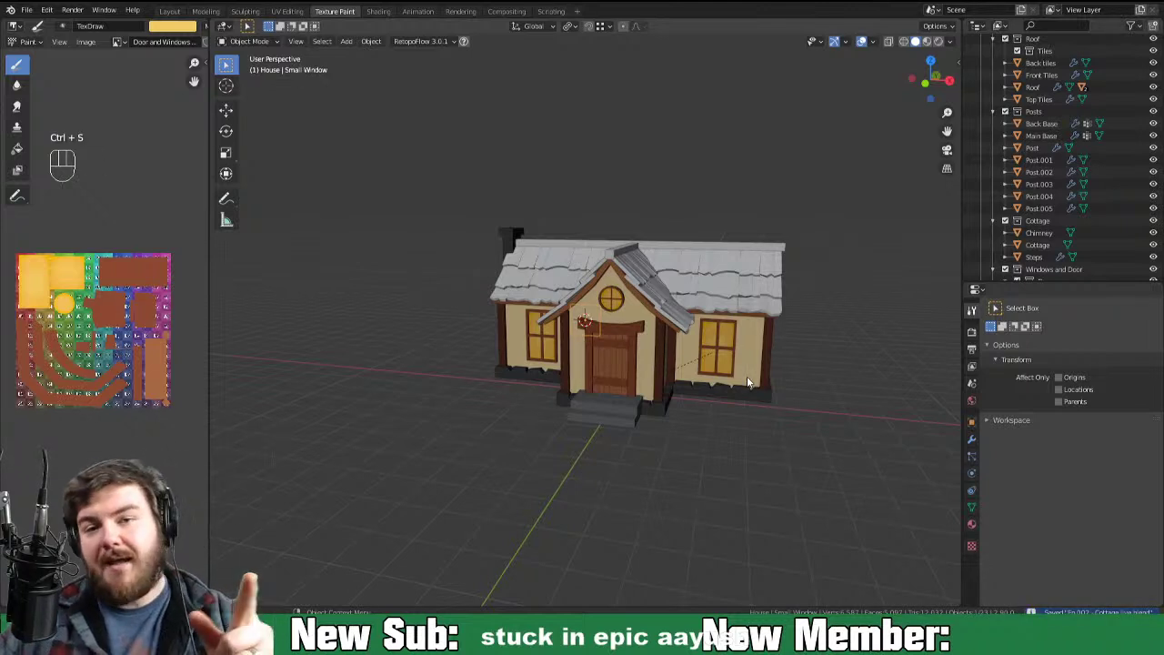
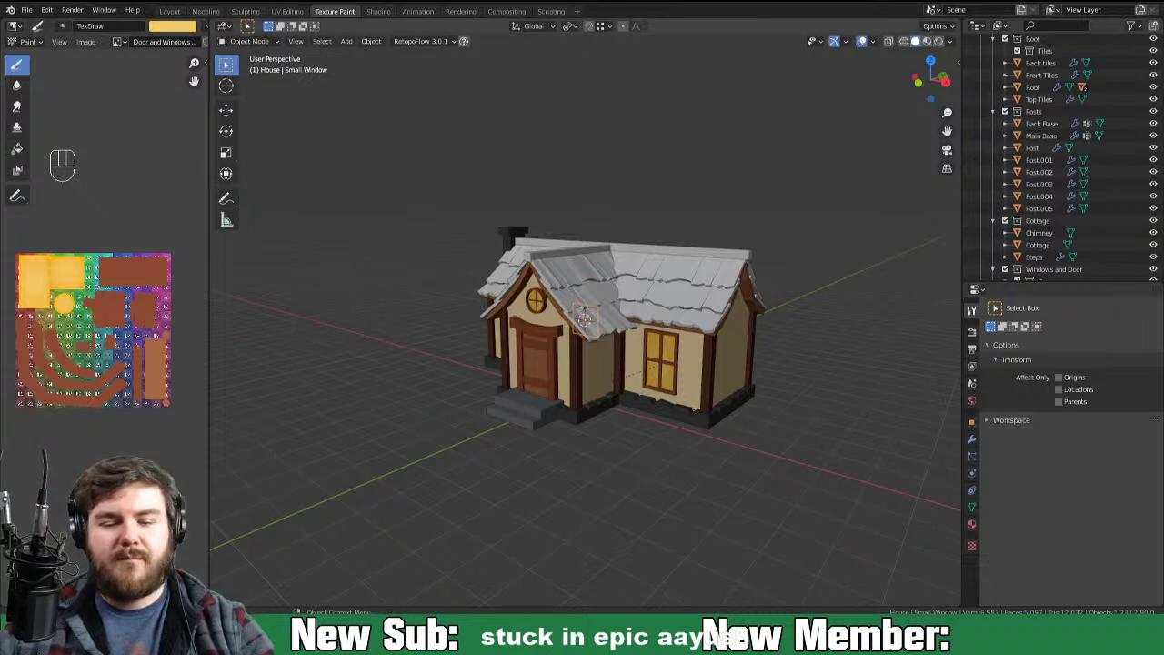
pyautogui.middleClick(708, 330)
pyautogui.click(635, 276)
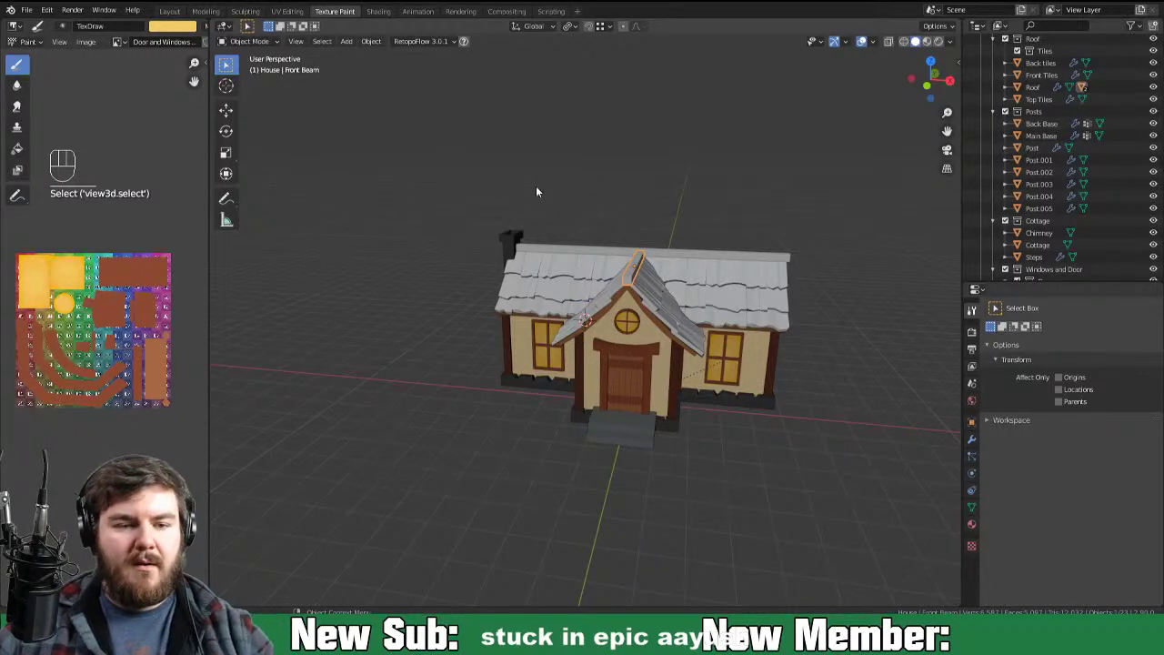
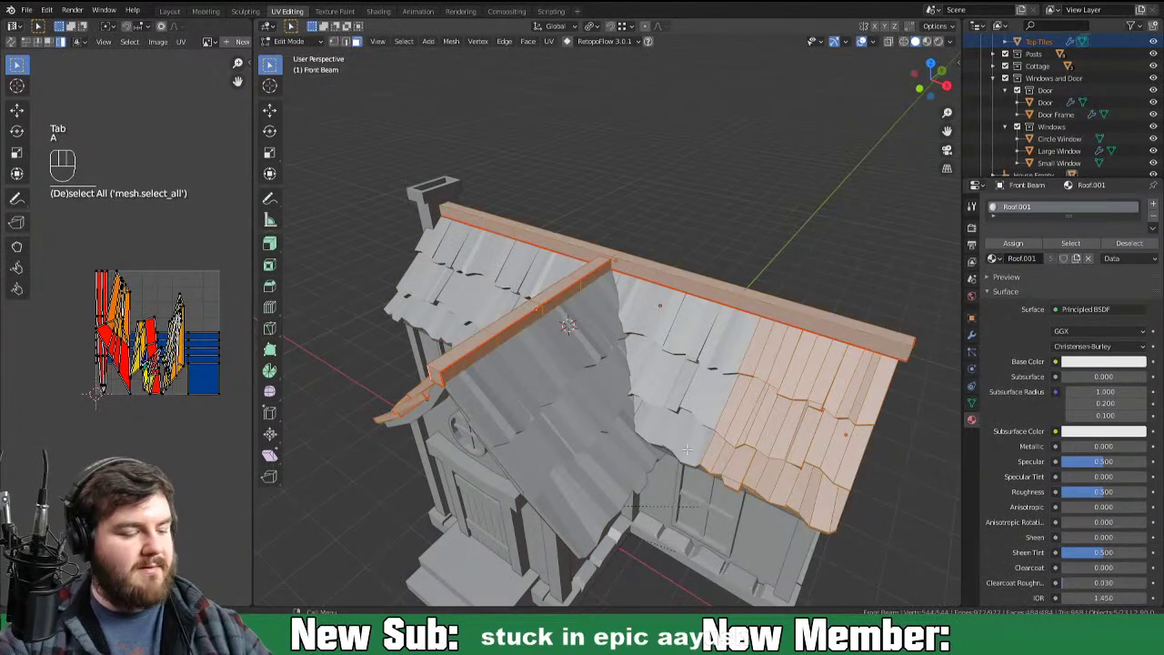
# Step: Unwrap the selected front roof tile faces into strip UV islands
pyautogui.press('u')
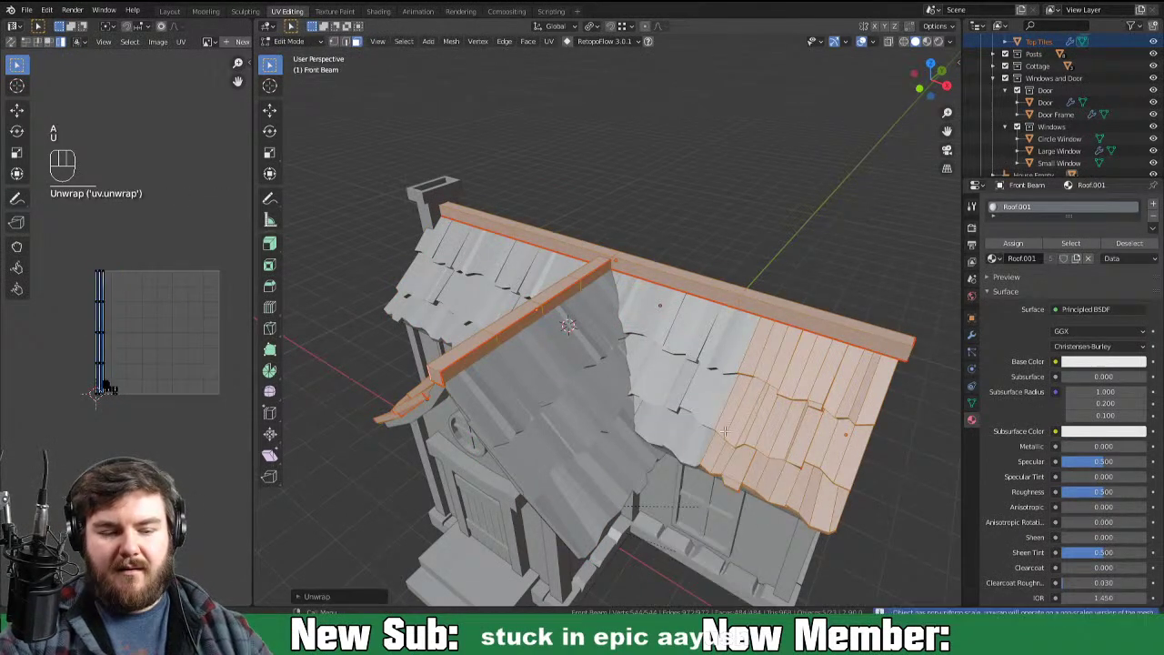
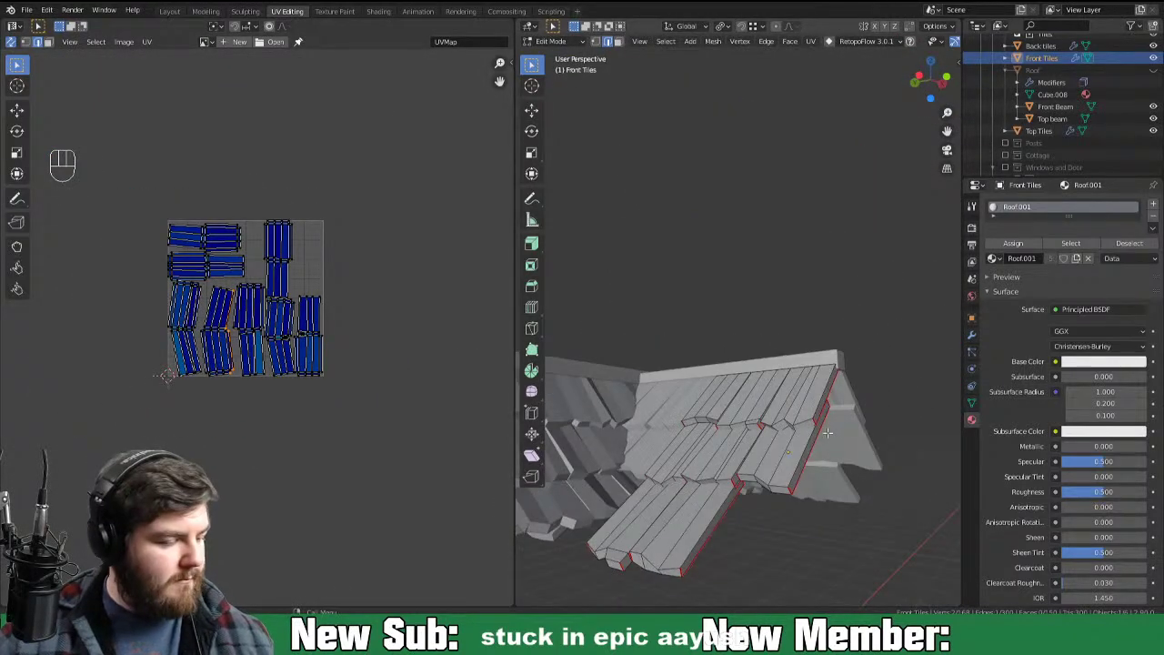
# Step: Reveal the hidden Front Tiles geometry, select it all and unwrap it into packed UV islands
pyautogui.press('alt+h')
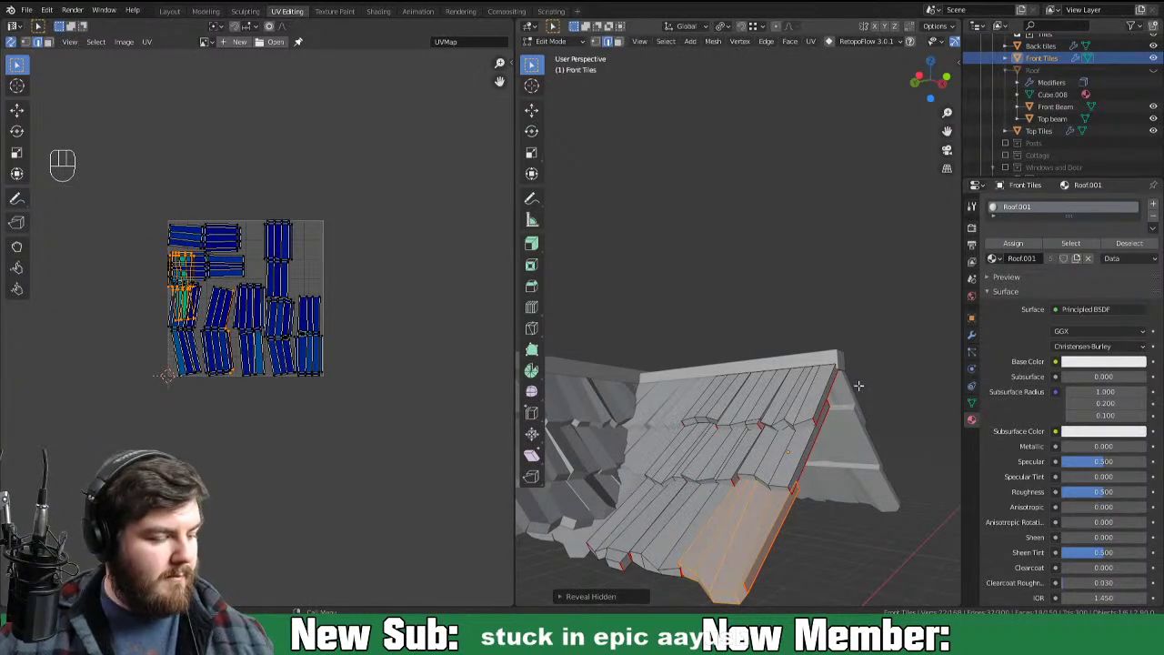
pyautogui.press('a')
pyautogui.press('u')
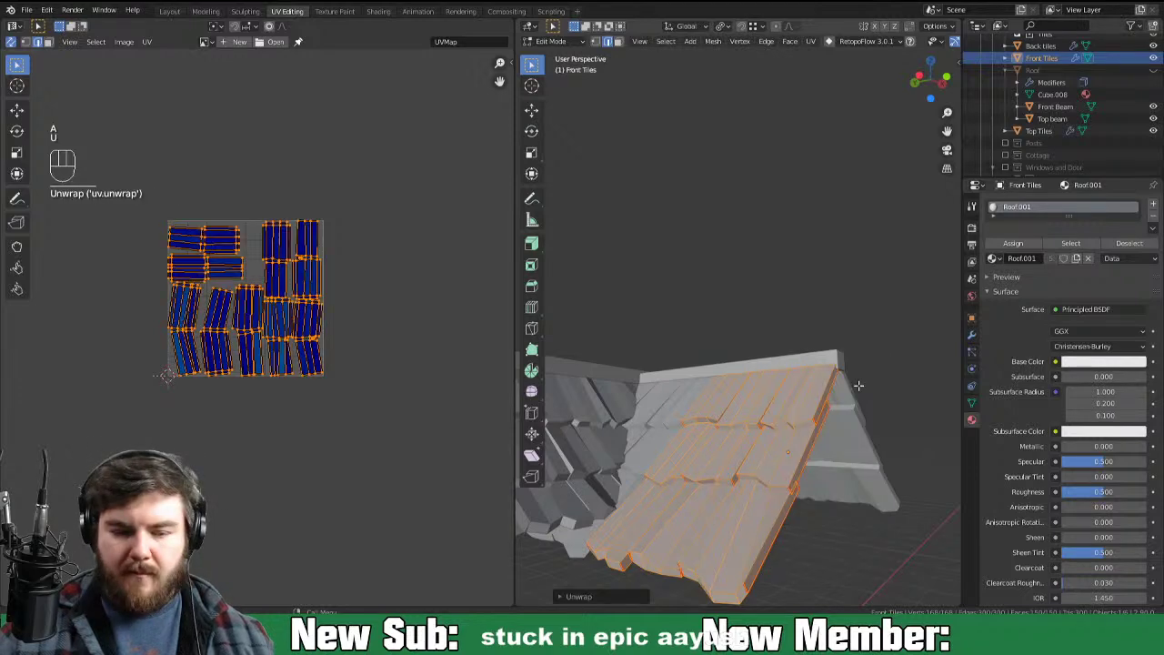
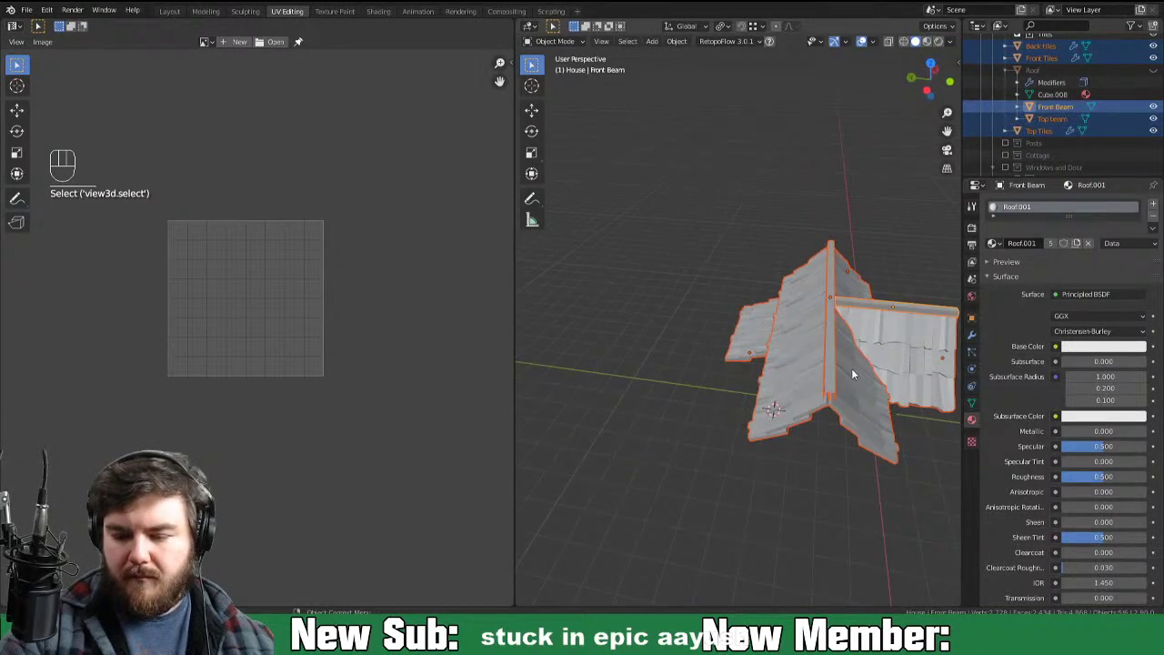
# Step: Unwrap all geometry of the selected roof objects together, then move on to the Top beam mesh
pyautogui.press('Tab')
pyautogui.press('a')
pyautogui.press('u')
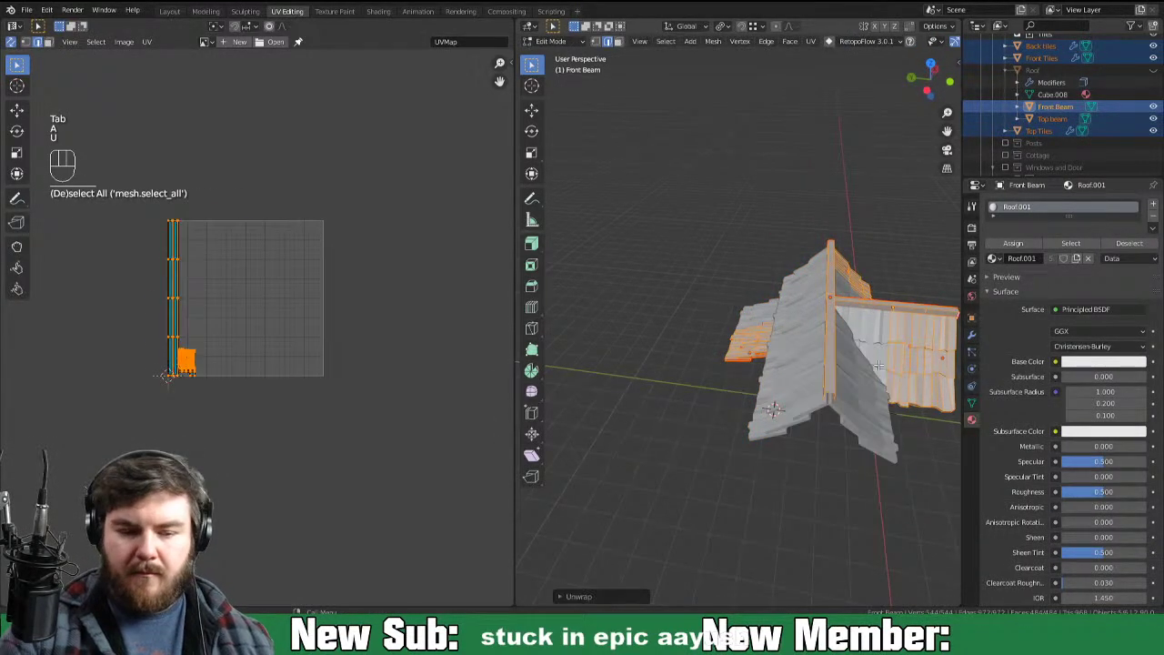
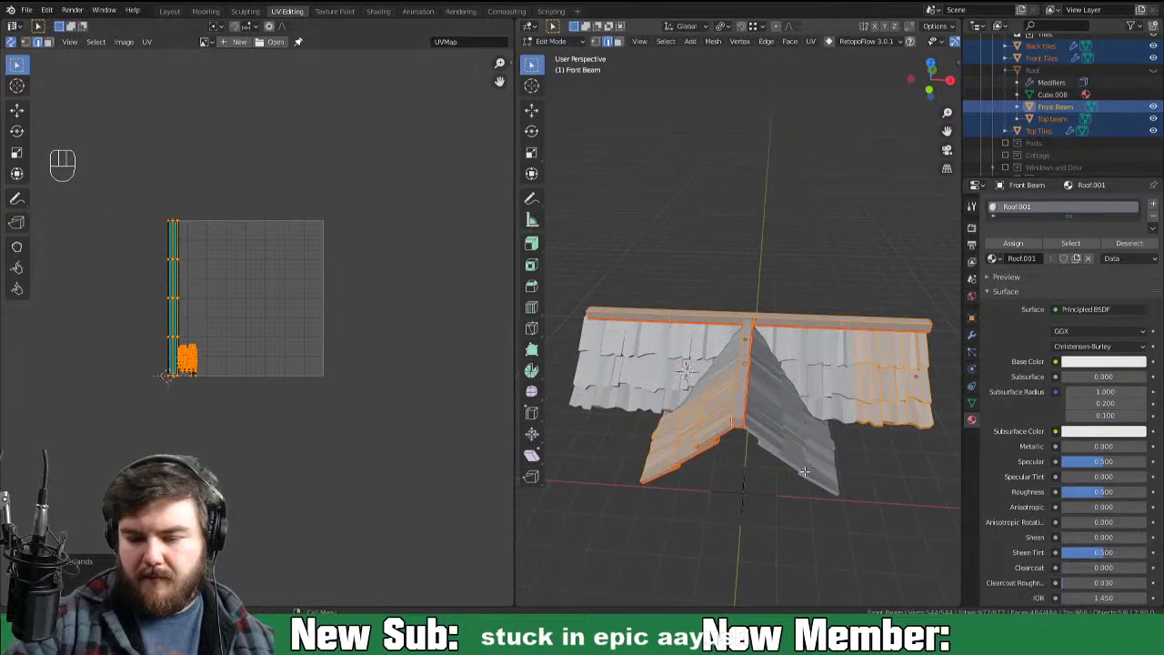
pyautogui.press('1')
pyautogui.press('Tab')
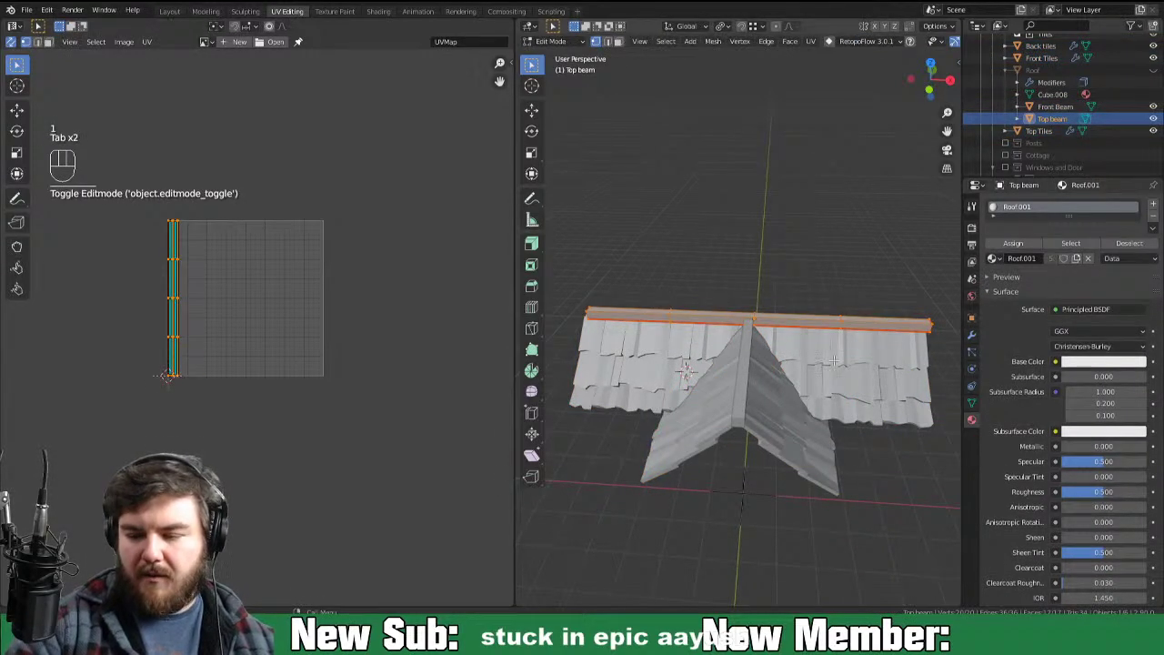
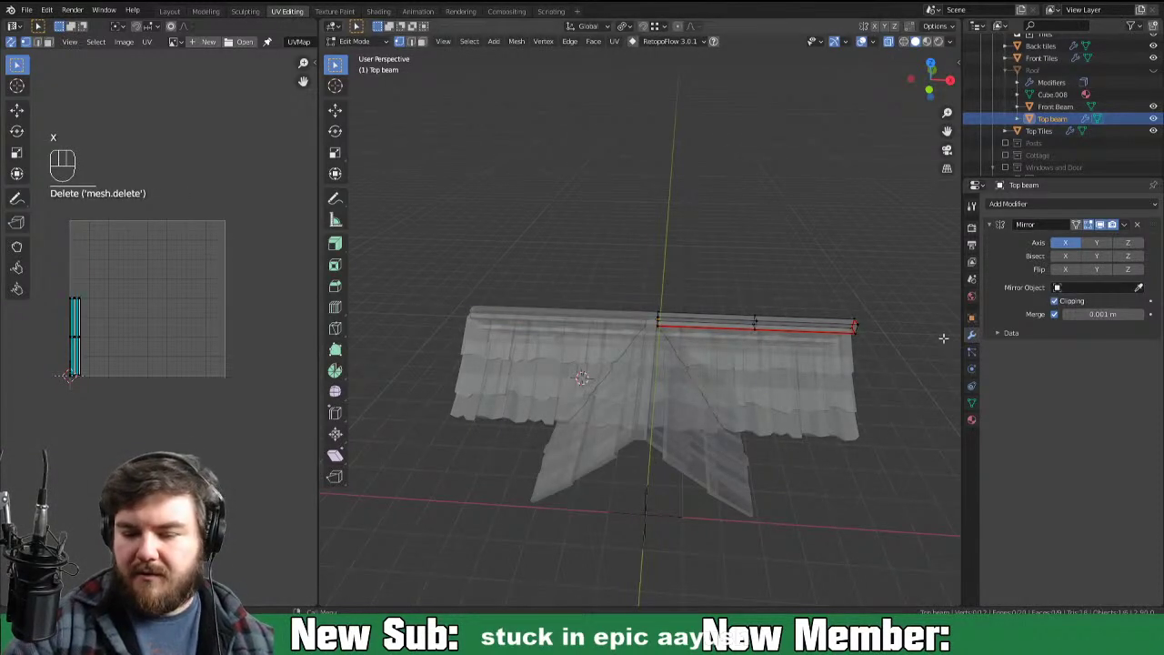
# Step: Select the remaining roof tile objects and unwrap all their geometry into a combined UV layout
pyautogui.press('Tab')
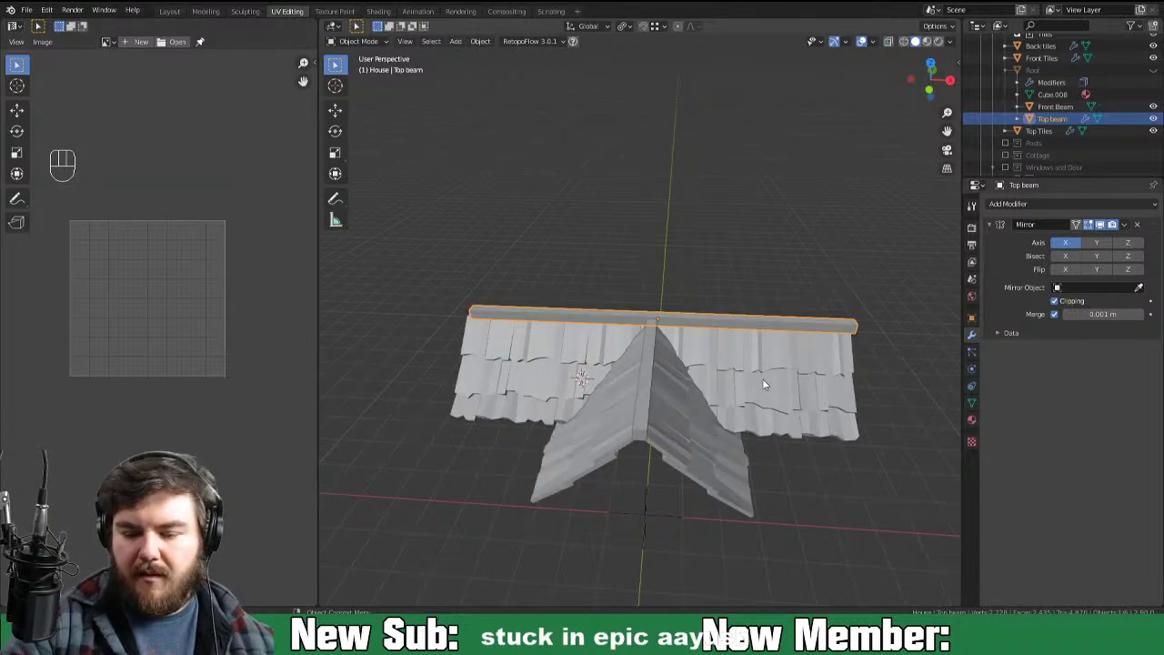
pyautogui.click(646, 403)
pyautogui.moveTo(679, 422); pyautogui.dragTo(702, 369)
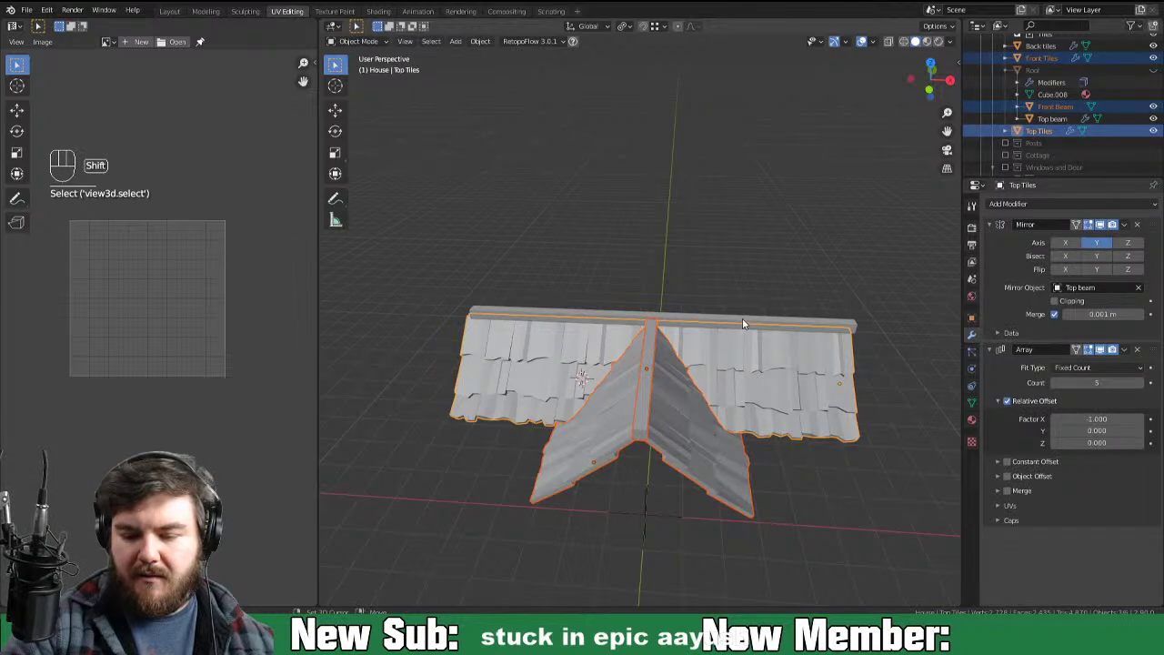
pyautogui.click(743, 325)
pyautogui.moveTo(833, 359); pyautogui.dragTo(741, 373)
pyautogui.press('Tab')
pyautogui.press('a')
pyautogui.press('u')
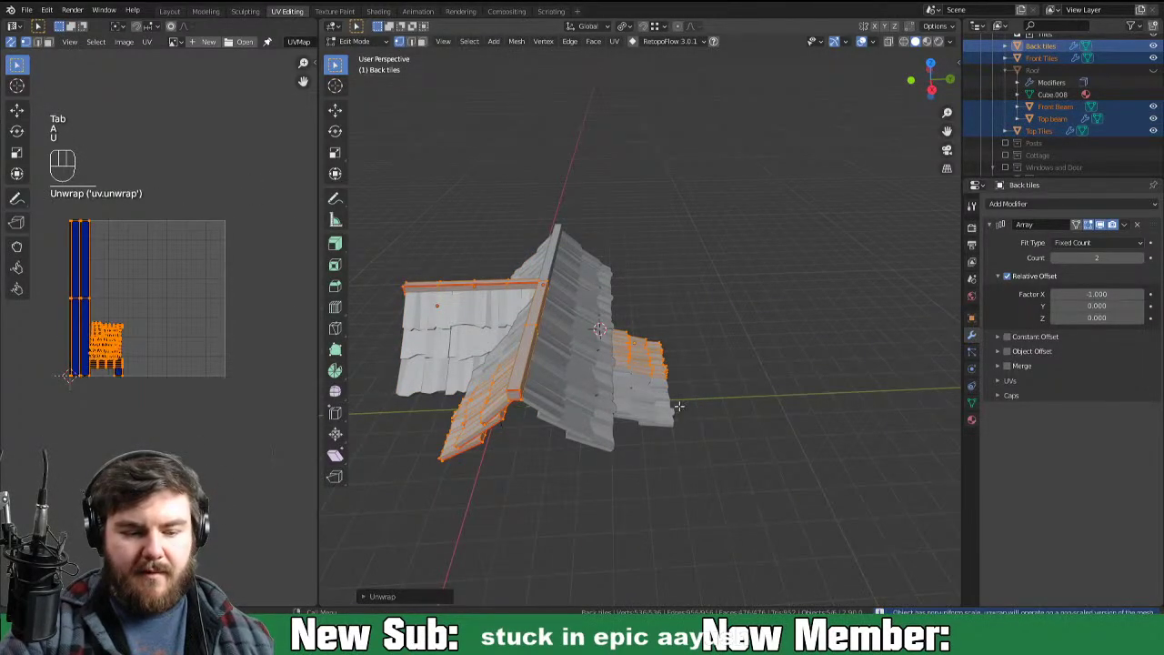
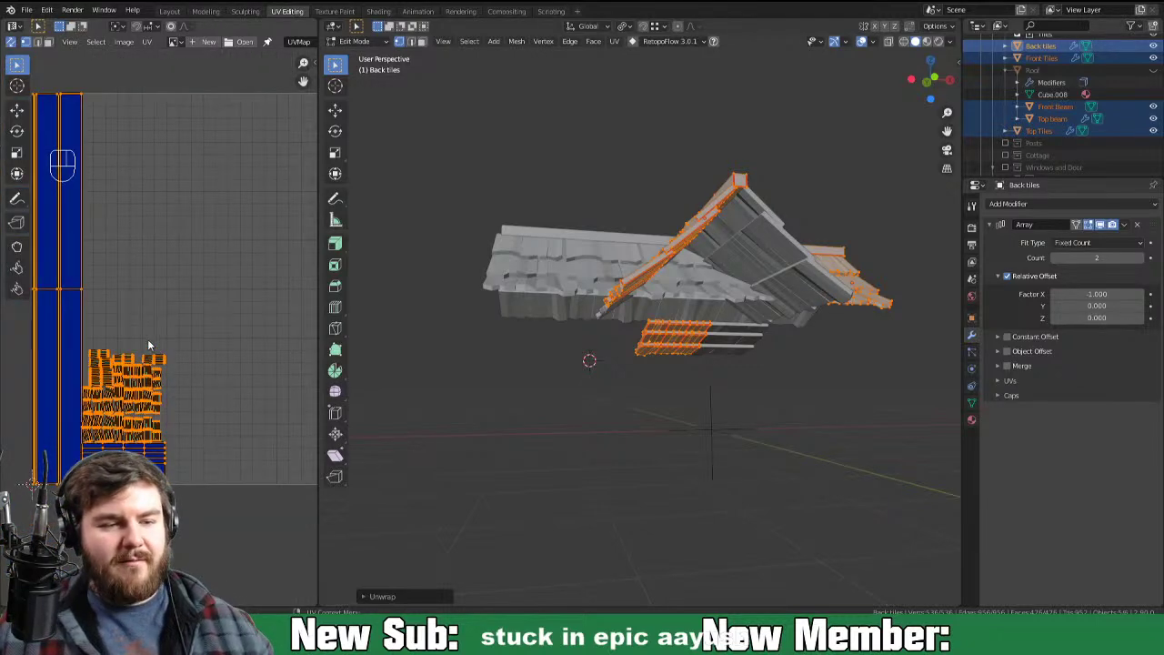
pyautogui.click(195, 294)
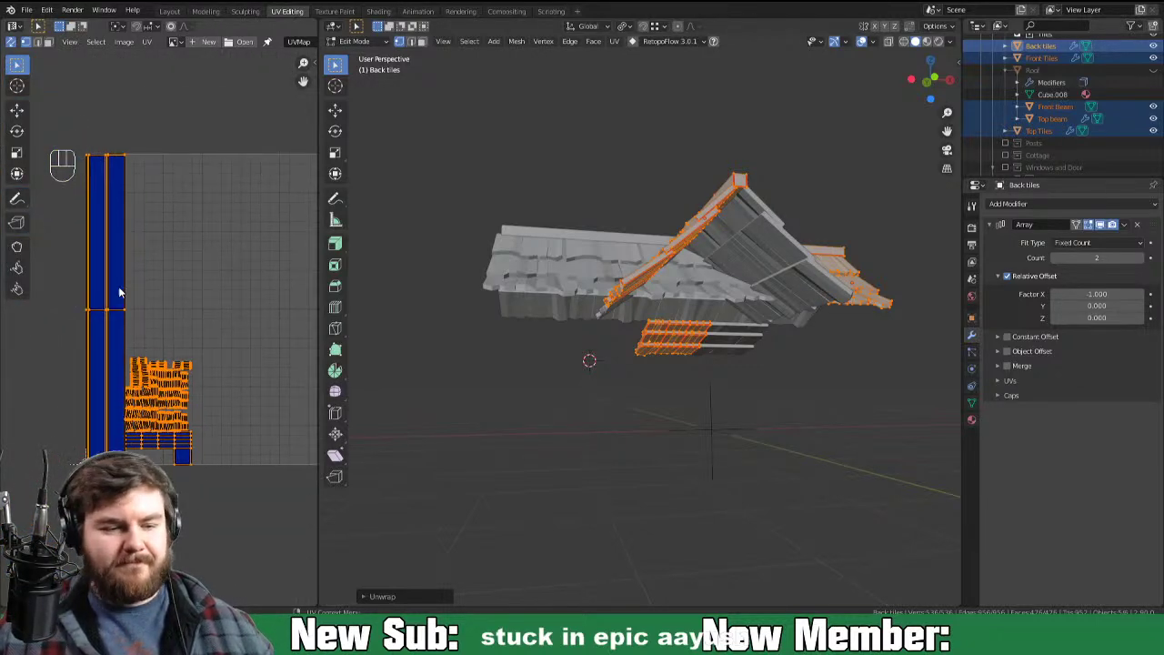
pyautogui.press('3')
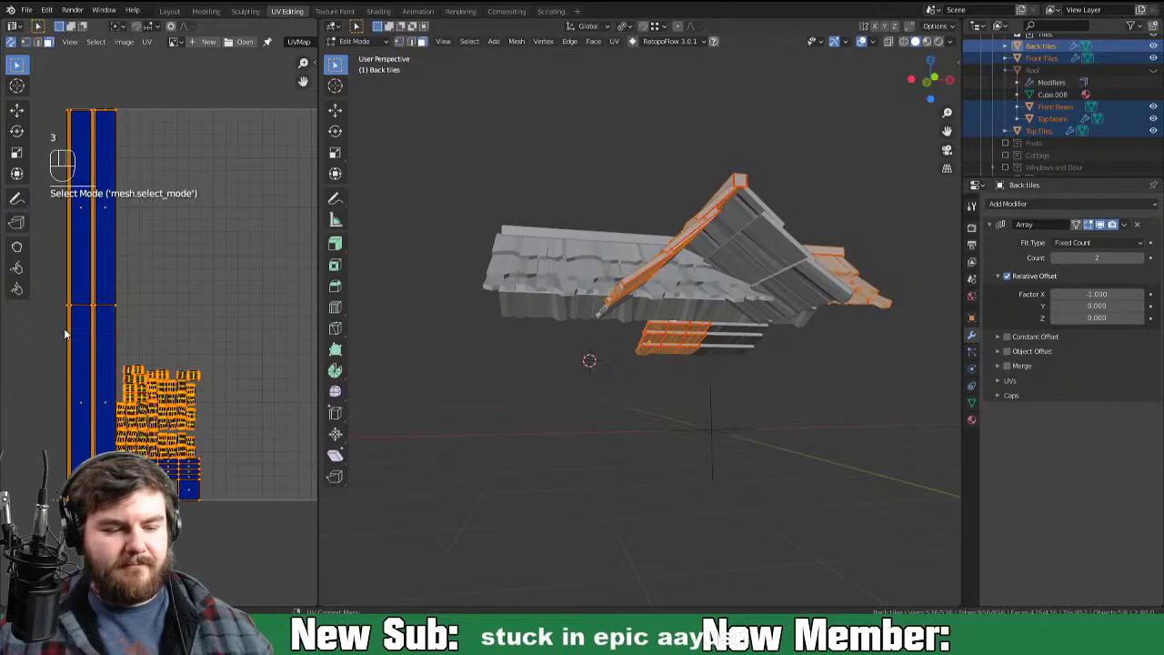
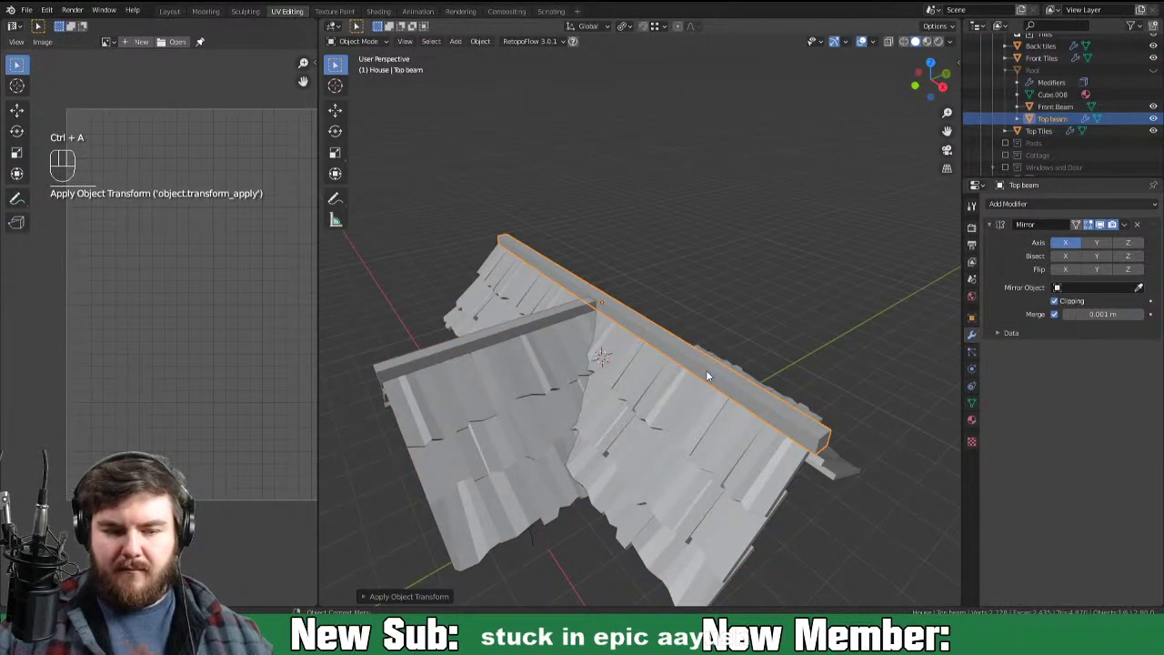
# Step: Re-unwrap the selected roof pieces' UVs into tile islands and beam strips
pyautogui.press('Tab')
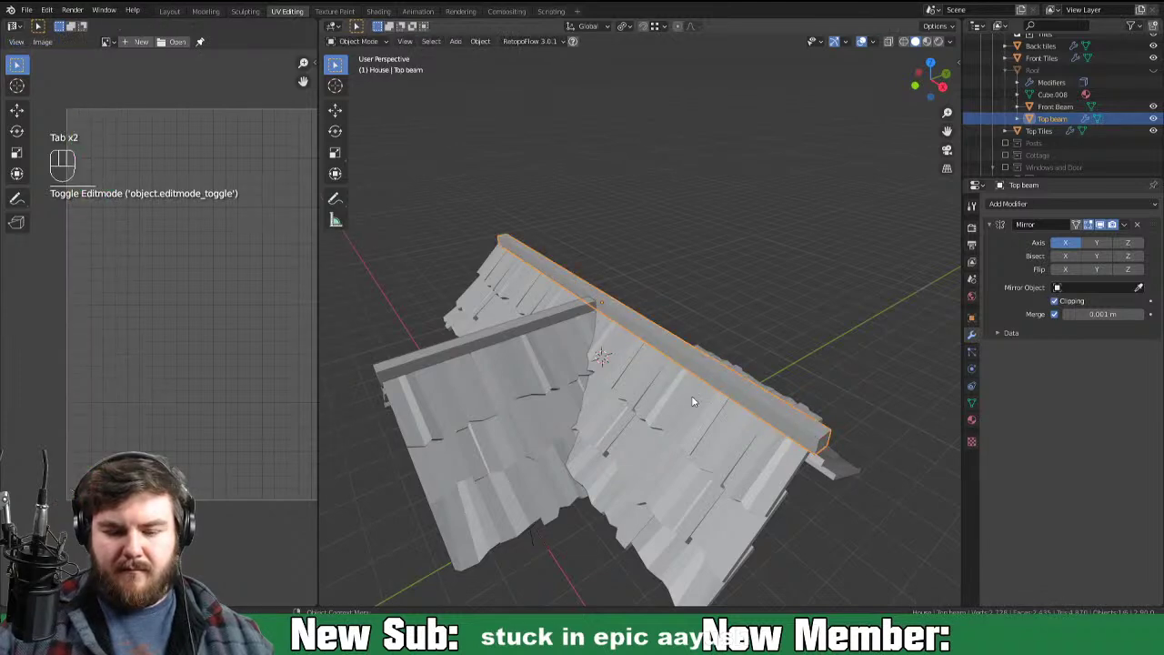
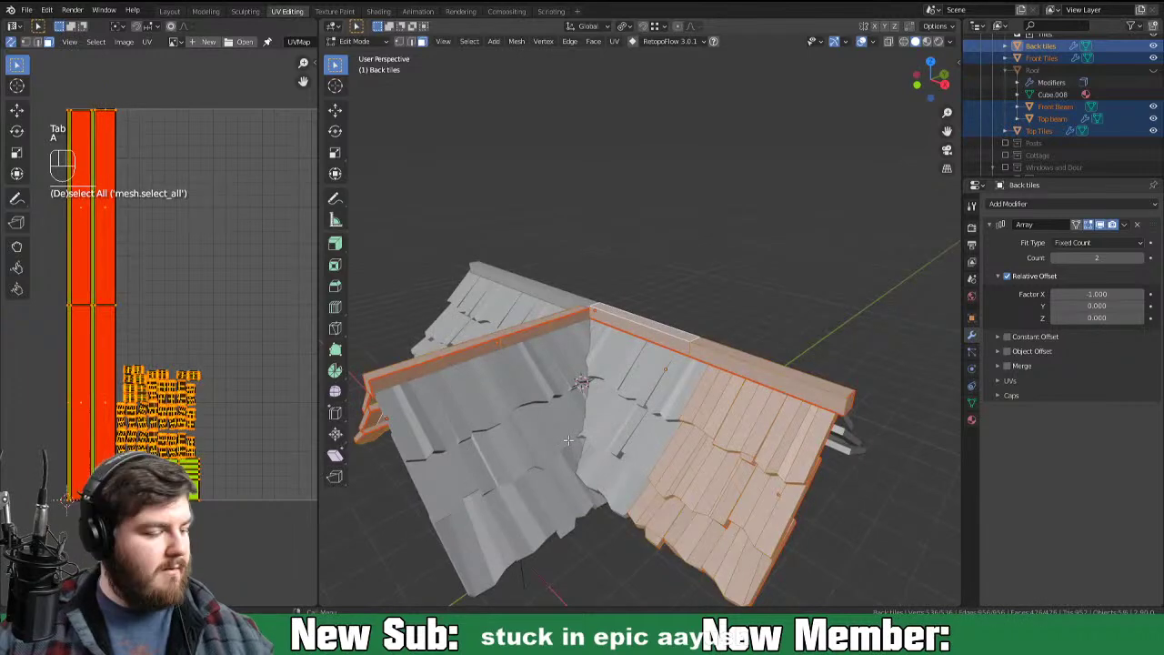
pyautogui.press('u')
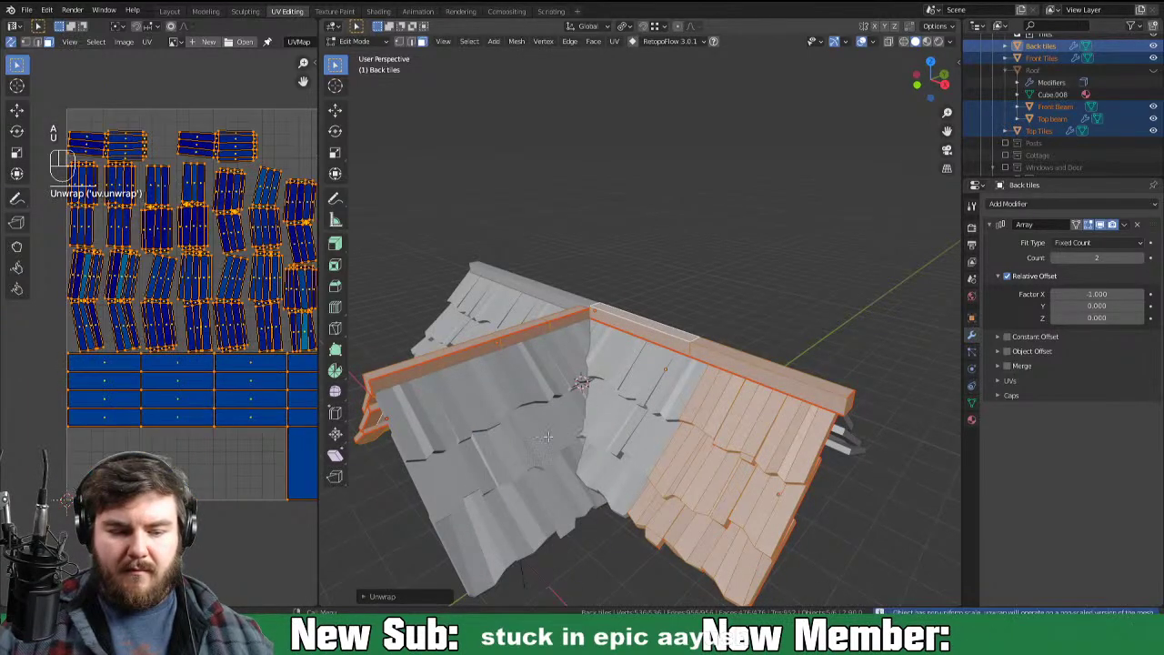
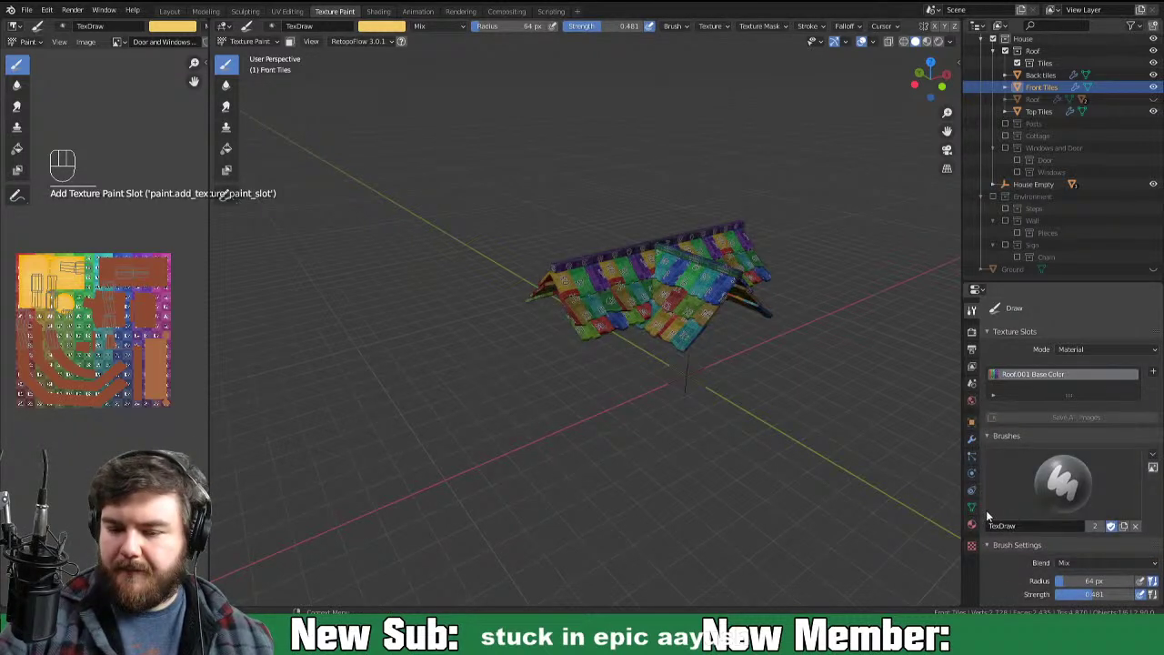
# Step: Flood-fill the front roof tiles solid red from the Red Roof Tile palette
pyautogui.moveTo(895, 532); pyautogui.dragTo(873, 534)
pyautogui.moveTo(874, 520); pyautogui.dragTo(857, 513)
pyautogui.moveTo(652, 427); pyautogui.dragTo(472, 482)
pyautogui.moveTo(513, 490); pyautogui.dragTo(556, 491)
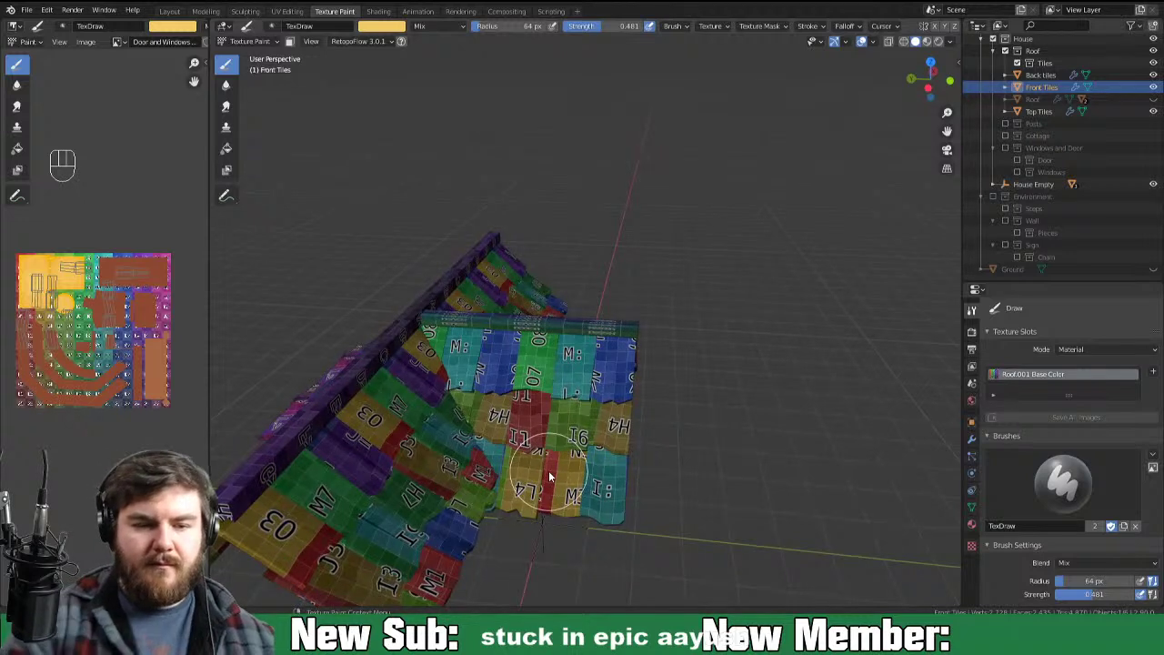
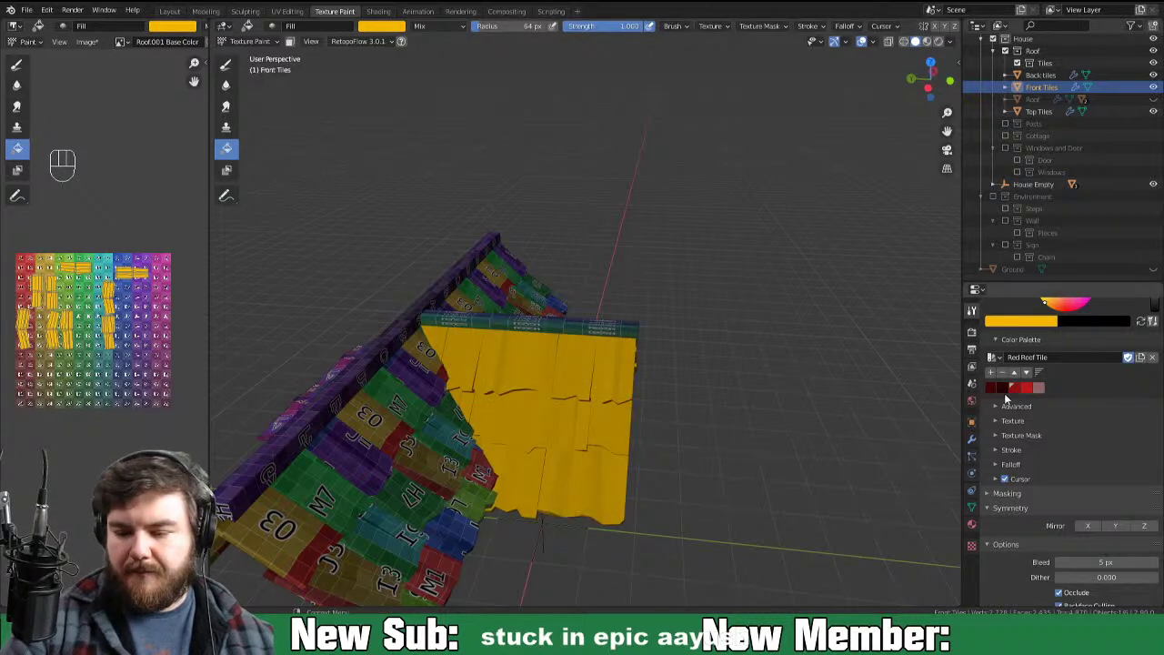
pyautogui.moveTo(660, 505); pyautogui.dragTo(711, 521)
pyautogui.moveTo(790, 472); pyautogui.dragTo(699, 471)
pyautogui.middleClick(791, 497)
pyautogui.middleClick(789, 492)
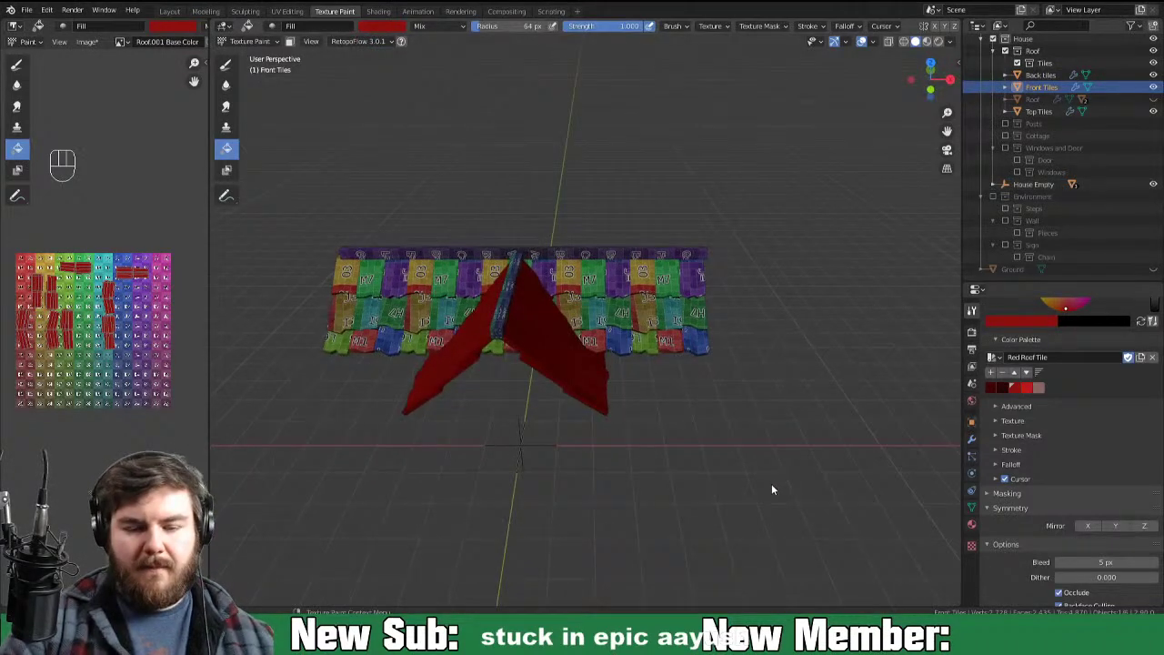
# Step: Fill the top roof tiles with the same red
pyautogui.press('ctrl+Tab')
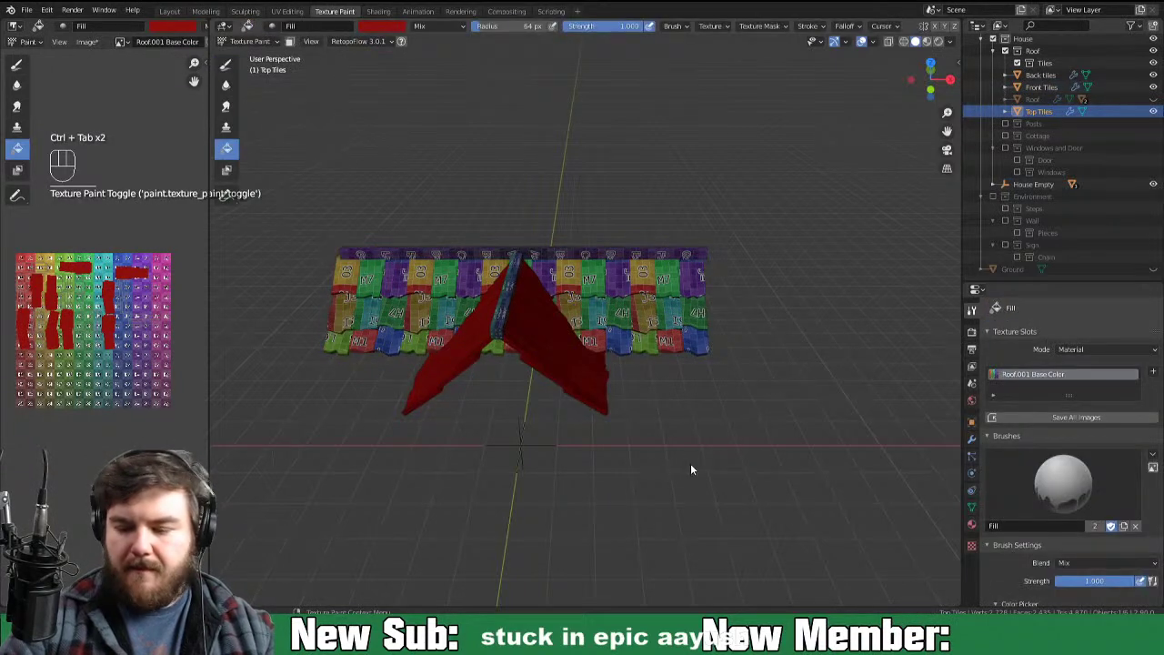
pyautogui.moveTo(837, 368); pyautogui.dragTo(690, 369)
pyautogui.middleClick(795, 381)
pyautogui.press('ctrl+Tab')
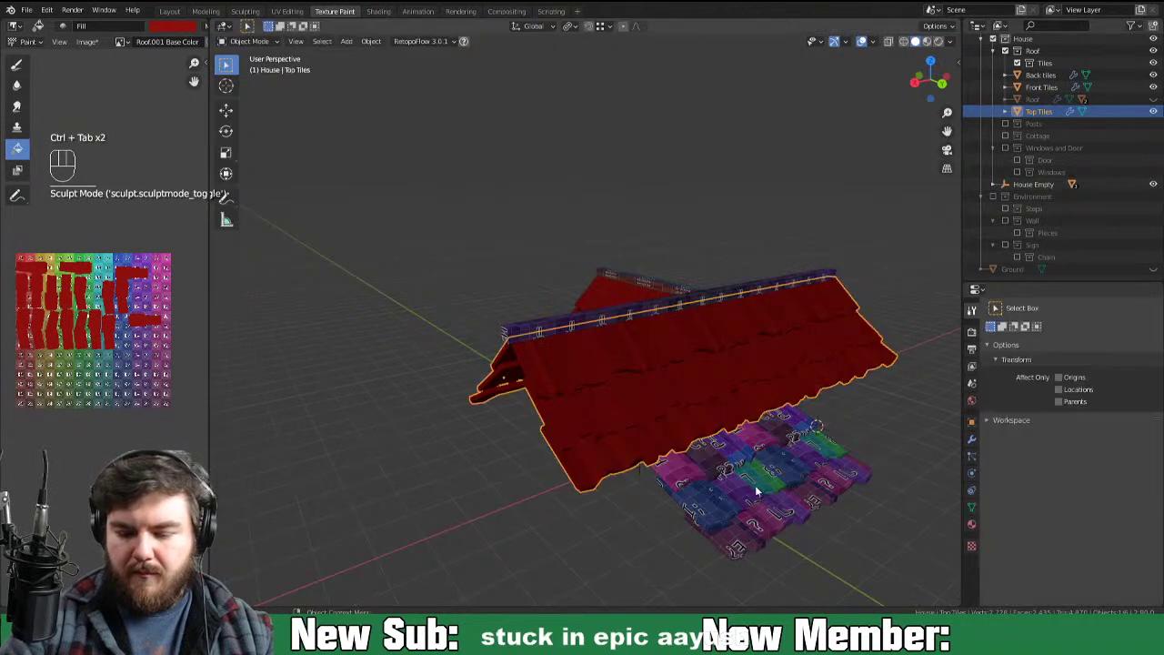
# Step: Fill the back tiles red and paint the ridge beams dark wood brown
pyautogui.click(760, 490)
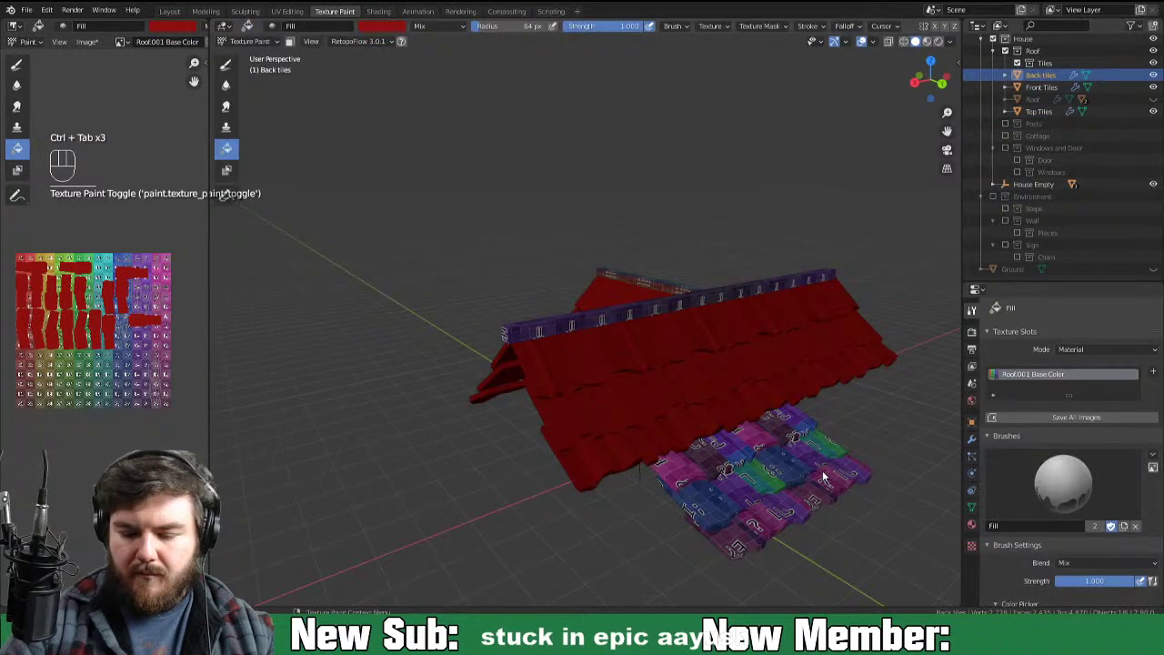
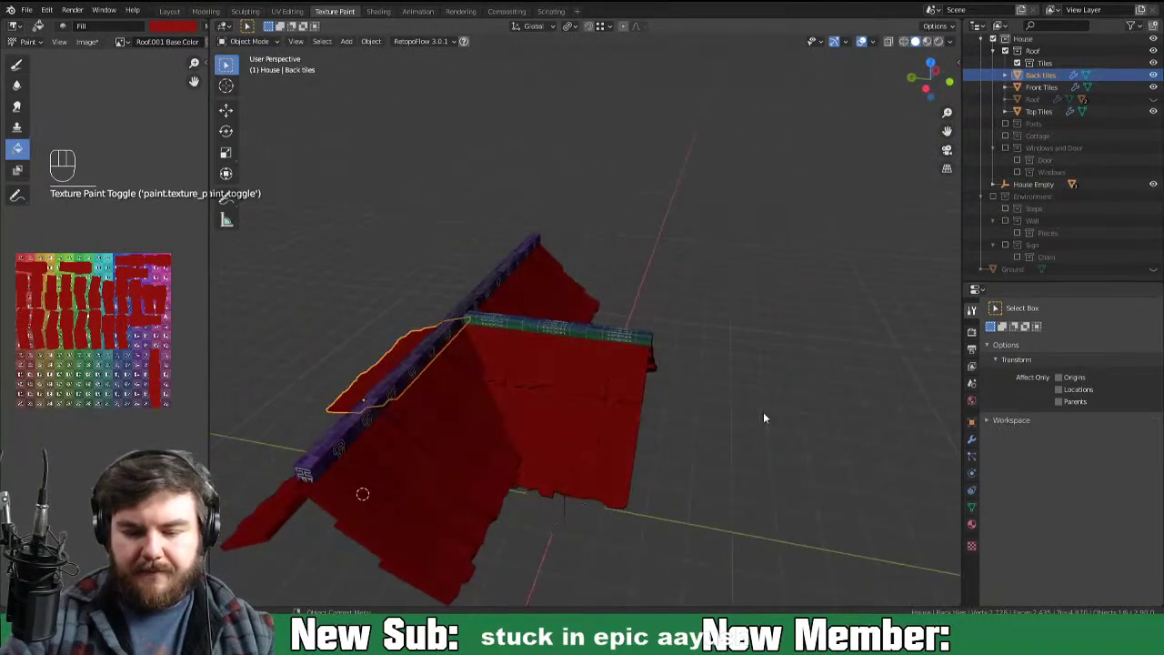
pyautogui.click(626, 346)
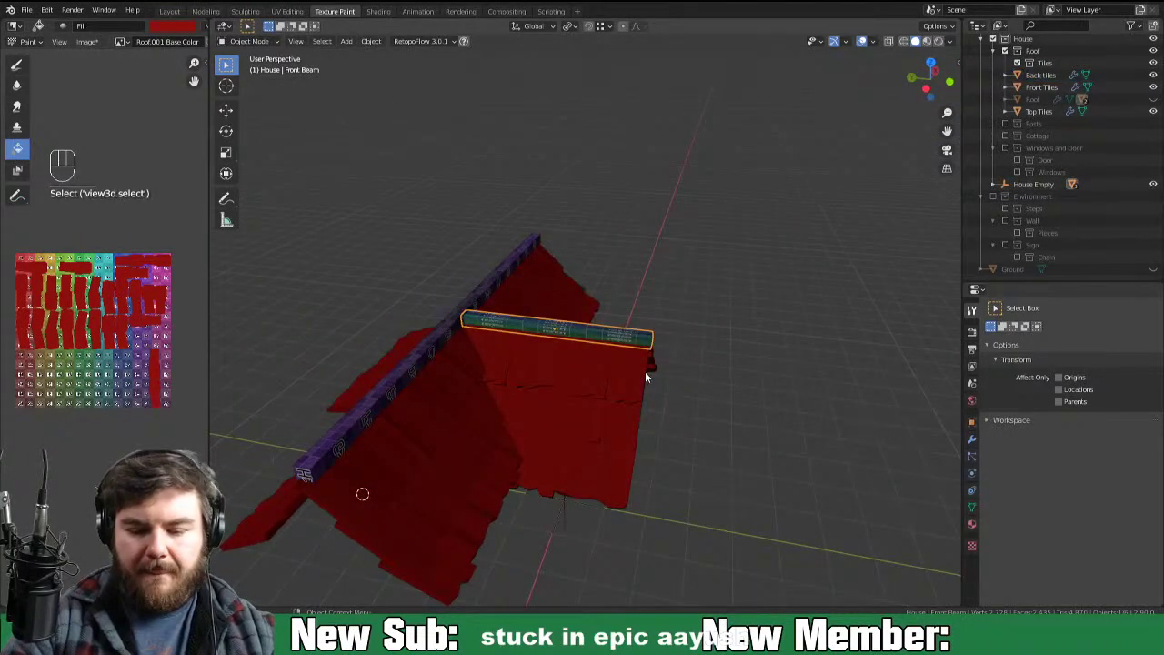
pyautogui.middleClick(684, 376)
pyautogui.press('ctrl+Tab')
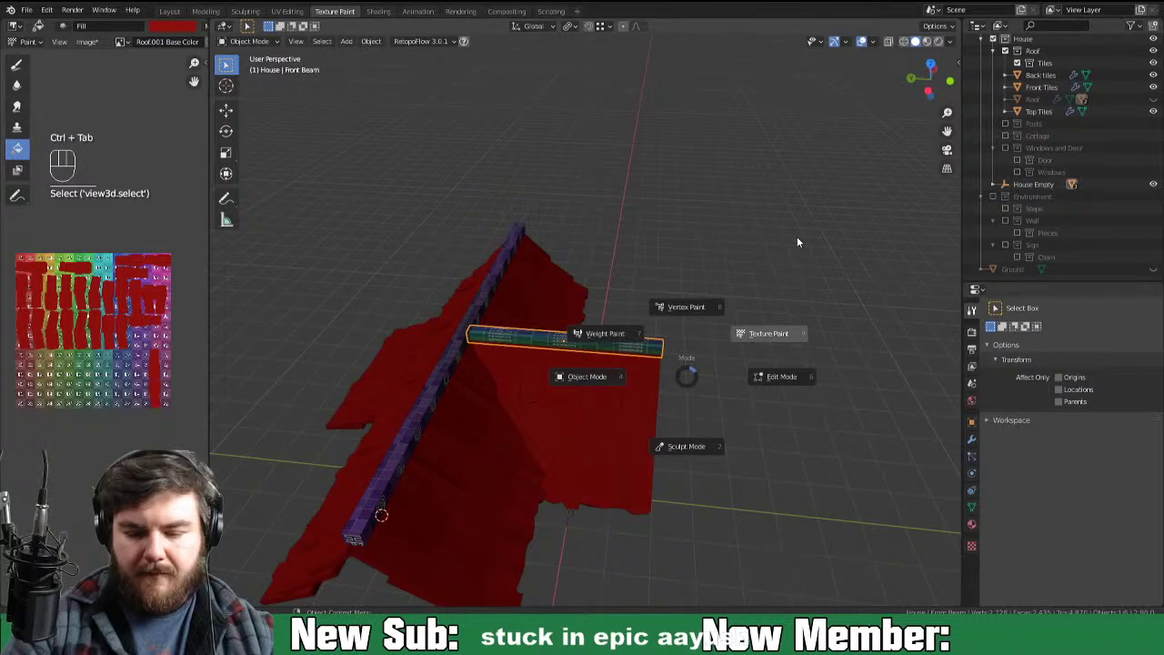
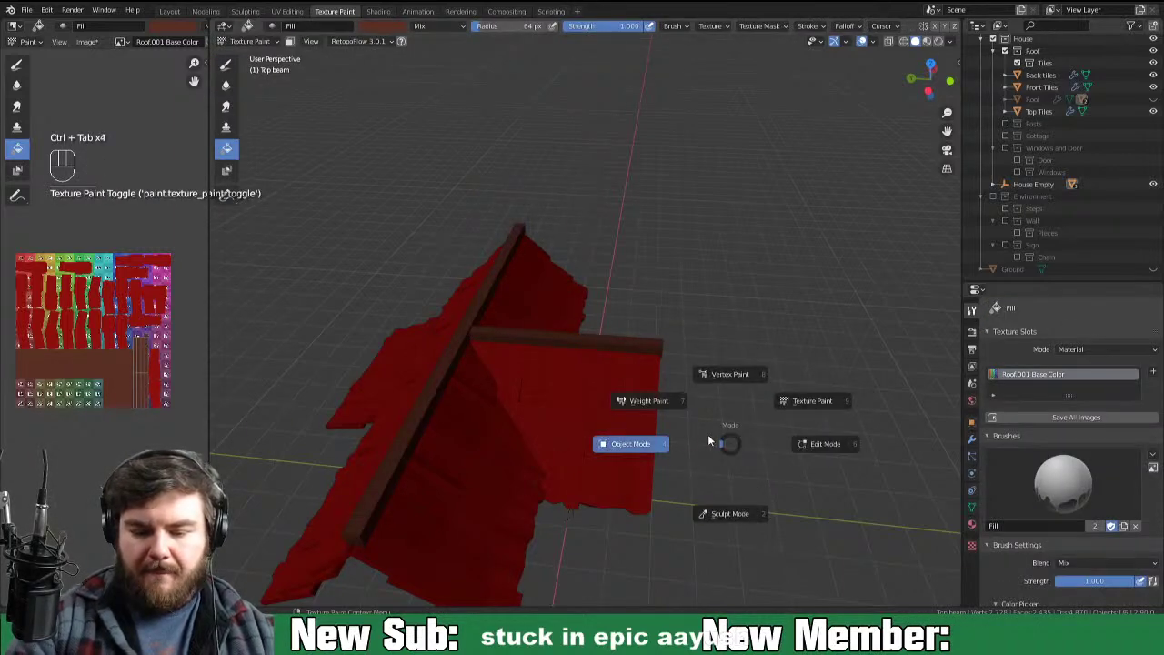
pyautogui.click(638, 481)
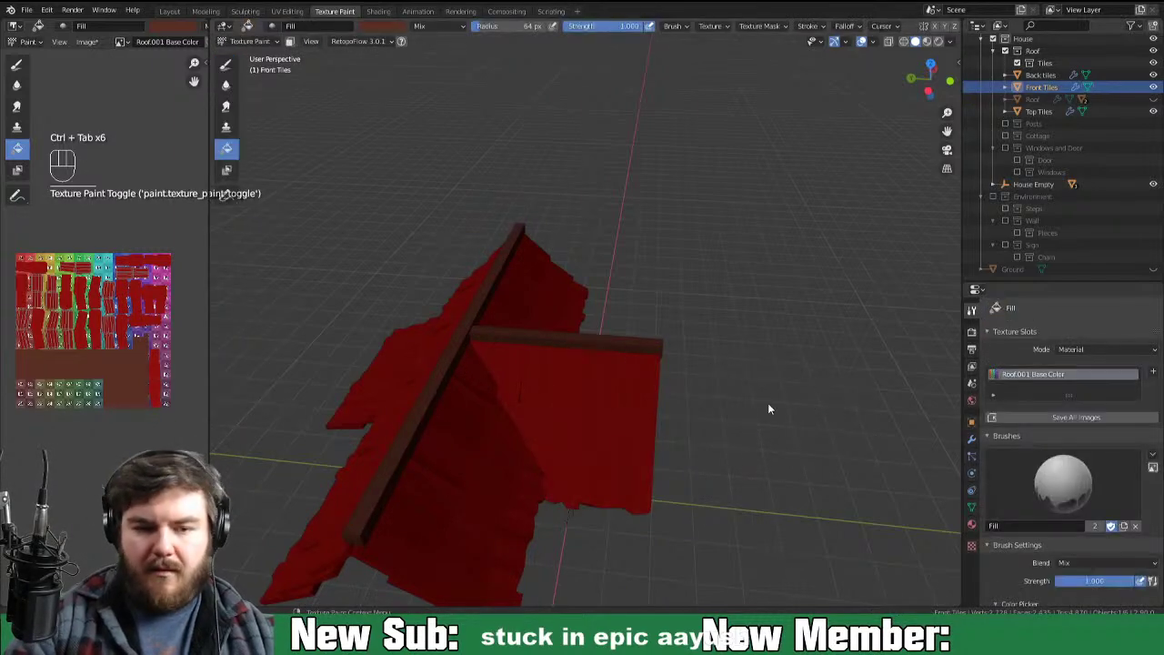
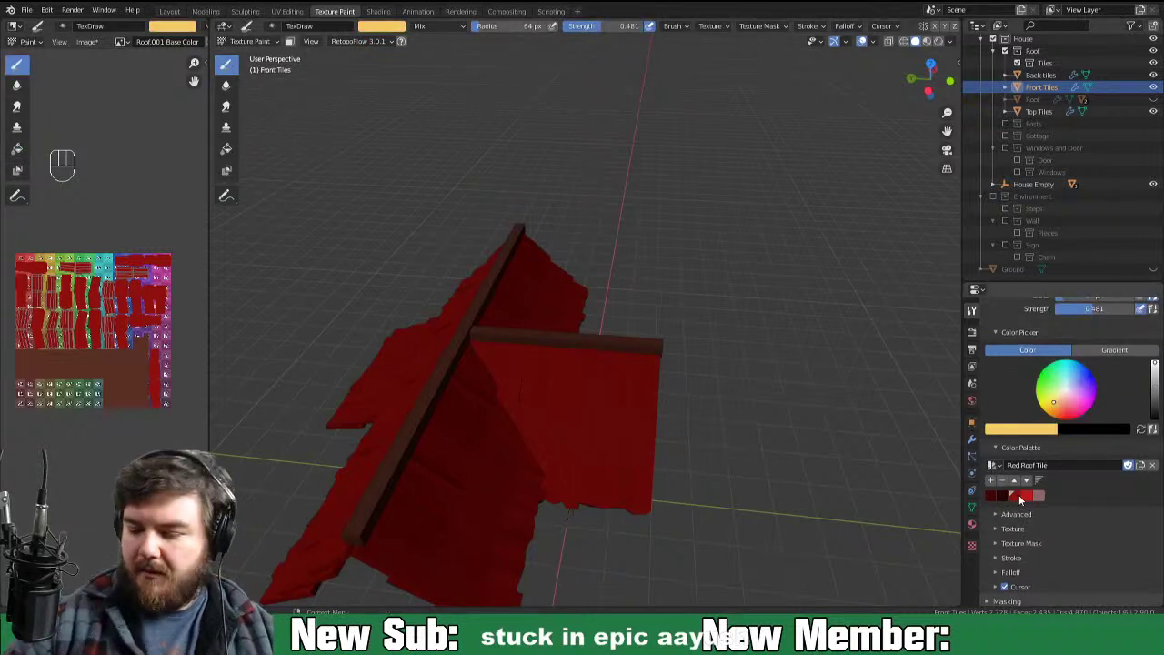
# Step: Pick the deeper red swatch from the Red Roof Tile palette and close in on the front tiles
pyautogui.click(994, 504)
pyautogui.moveTo(764, 529); pyautogui.dragTo(782, 475)
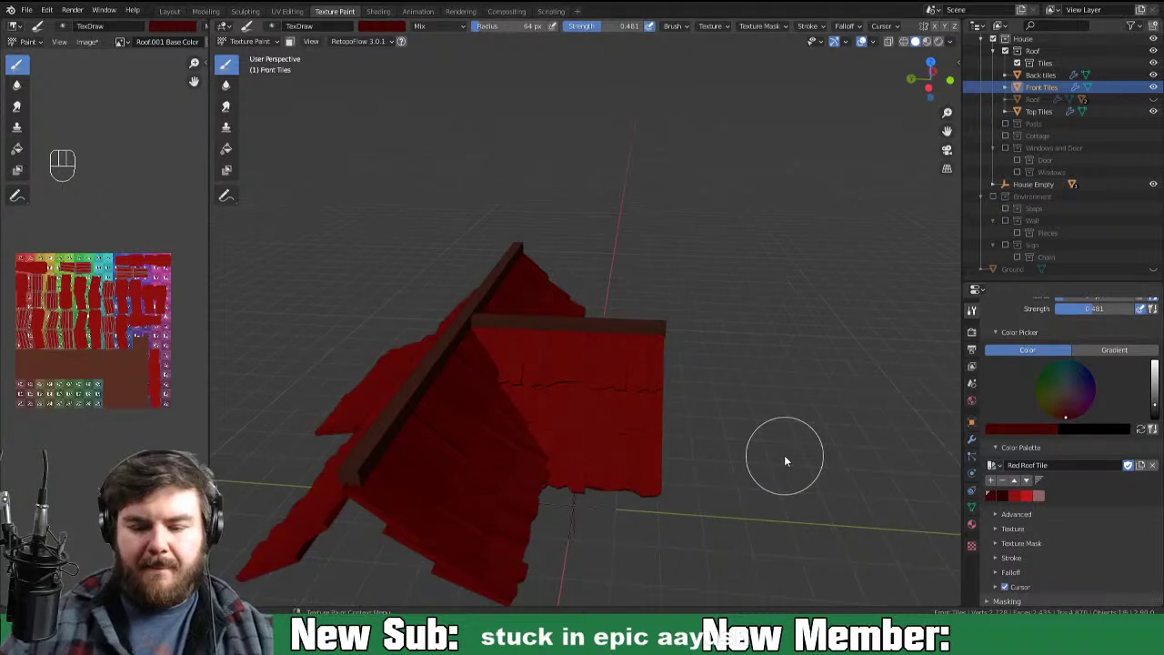
pyautogui.moveTo(730, 480); pyautogui.dragTo(712, 430)
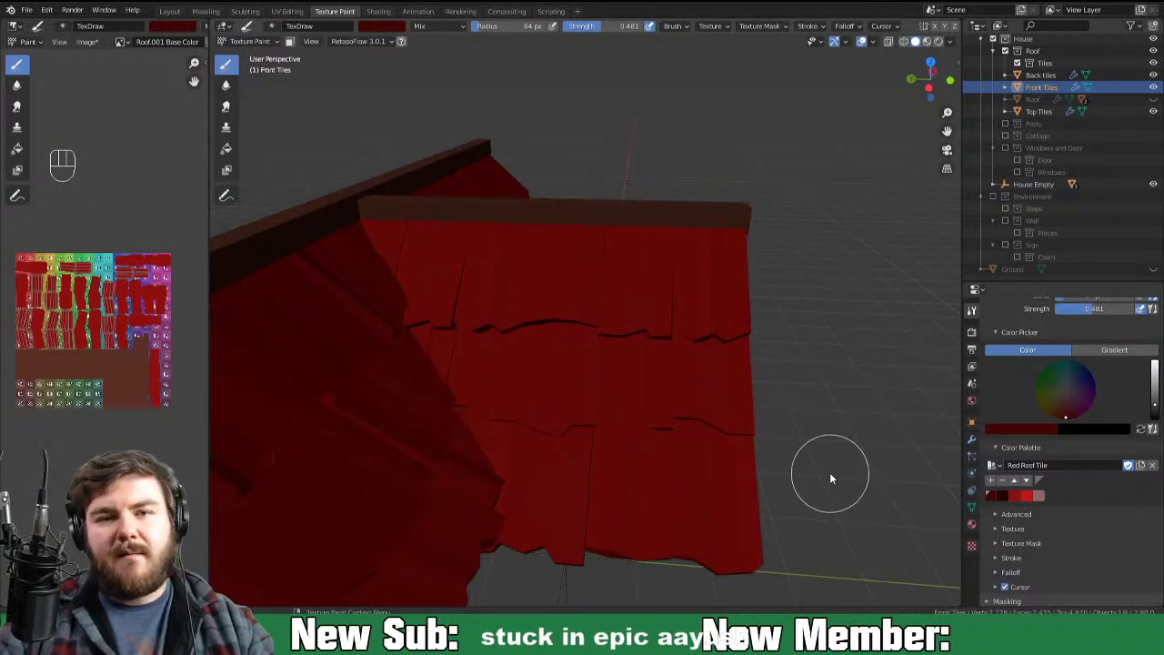
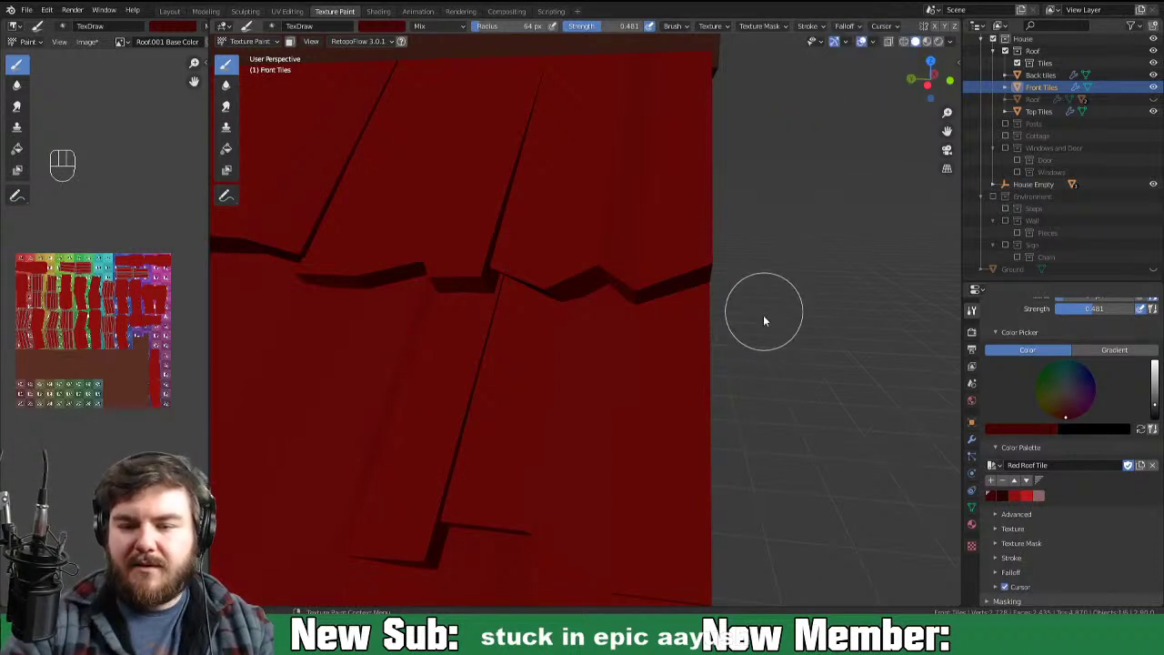
# Step: With brush radius lowered to 36 px, paint dark red TexDraw strokes under the top tile row's edges
pyautogui.press('f')
pyautogui.middleClick(791, 347)
pyautogui.middleClick(792, 353)
pyautogui.moveTo(747, 279); pyautogui.dragTo(821, 259)
pyautogui.click(836, 248)
pyautogui.moveTo(725, 283); pyautogui.dragTo(736, 280)
pyautogui.click(753, 275)
pyautogui.click(711, 266)
pyautogui.moveTo(717, 261); pyautogui.dragTo(673, 280)
pyautogui.moveTo(710, 264); pyautogui.dragTo(683, 274)
pyautogui.click(682, 275)
pyautogui.click(671, 283)
pyautogui.click(793, 264)
pyautogui.click(742, 275)
pyautogui.moveTo(752, 271); pyautogui.dragTo(697, 272)
pyautogui.moveTo(681, 276); pyautogui.dragTo(678, 277)
pyautogui.click(657, 282)
pyautogui.click(617, 265)
pyautogui.moveTo(629, 273); pyautogui.dragTo(677, 282)
pyautogui.click(725, 257)
pyautogui.moveTo(681, 281); pyautogui.dragTo(788, 279)
pyautogui.click(802, 262)
pyautogui.moveTo(748, 282); pyautogui.dragTo(635, 270)
pyautogui.moveTo(390, 275); pyautogui.dragTo(470, 264)
pyautogui.click(431, 274)
pyautogui.moveTo(419, 277); pyautogui.dragTo(523, 265)
pyautogui.click(491, 267)
pyautogui.click(559, 260)
# Step: Shade the next tile rows down with dark red strokes and dabs along their lower edges
pyautogui.middleClick(601, 317)
pyautogui.click(754, 303)
pyautogui.click(806, 300)
pyautogui.moveTo(729, 296); pyautogui.dragTo(835, 298)
pyautogui.middleClick(806, 323)
pyautogui.click(721, 304)
pyautogui.click(662, 308)
pyautogui.moveTo(685, 313); pyautogui.dragTo(613, 308)
pyautogui.click(569, 311)
pyautogui.doubleClick(535, 321)
pyautogui.middleClick(625, 369)
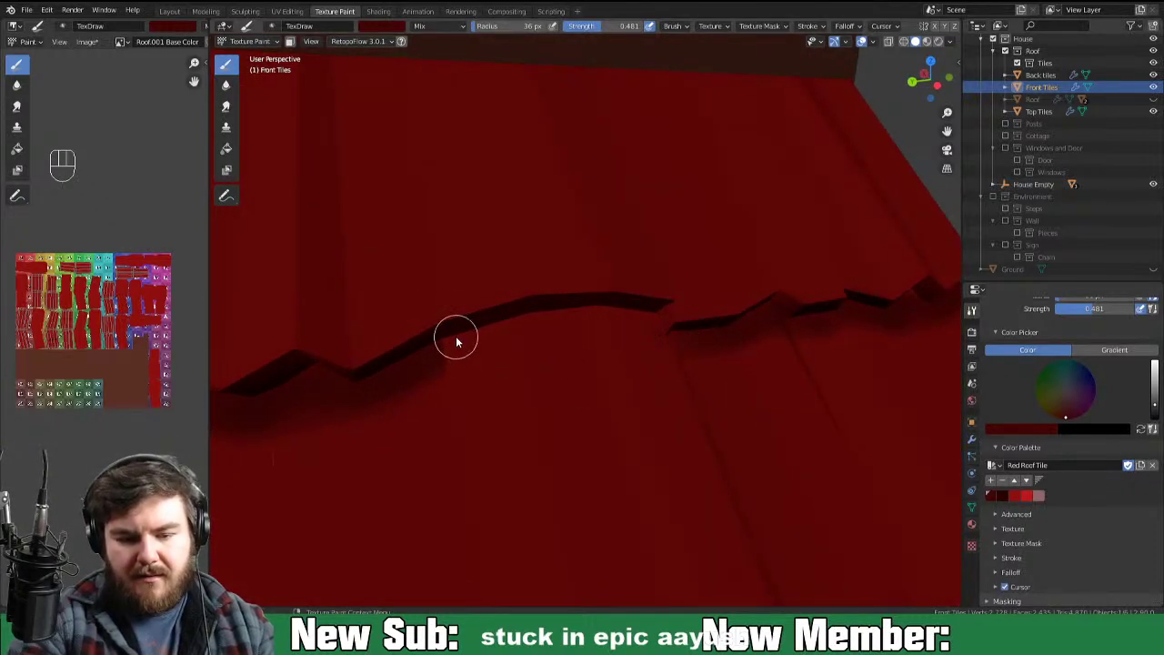
pyautogui.click(454, 349)
pyautogui.click(502, 327)
pyautogui.moveTo(450, 353); pyautogui.dragTo(520, 323)
pyautogui.click(538, 316)
pyautogui.moveTo(474, 343); pyautogui.dragTo(546, 317)
pyautogui.click(581, 316)
pyautogui.click(620, 318)
pyautogui.moveTo(632, 321); pyautogui.dragTo(687, 321)
pyautogui.moveTo(661, 321); pyautogui.dragTo(569, 323)
pyautogui.moveTo(641, 325); pyautogui.dragTo(565, 319)
pyautogui.moveTo(544, 321); pyautogui.dragTo(496, 341)
pyautogui.click(462, 352)
pyautogui.moveTo(539, 320); pyautogui.dragTo(646, 327)
pyautogui.click(649, 323)
pyautogui.press('ctrl+-')
pyautogui.moveTo(850, 445); pyautogui.dragTo(828, 450)
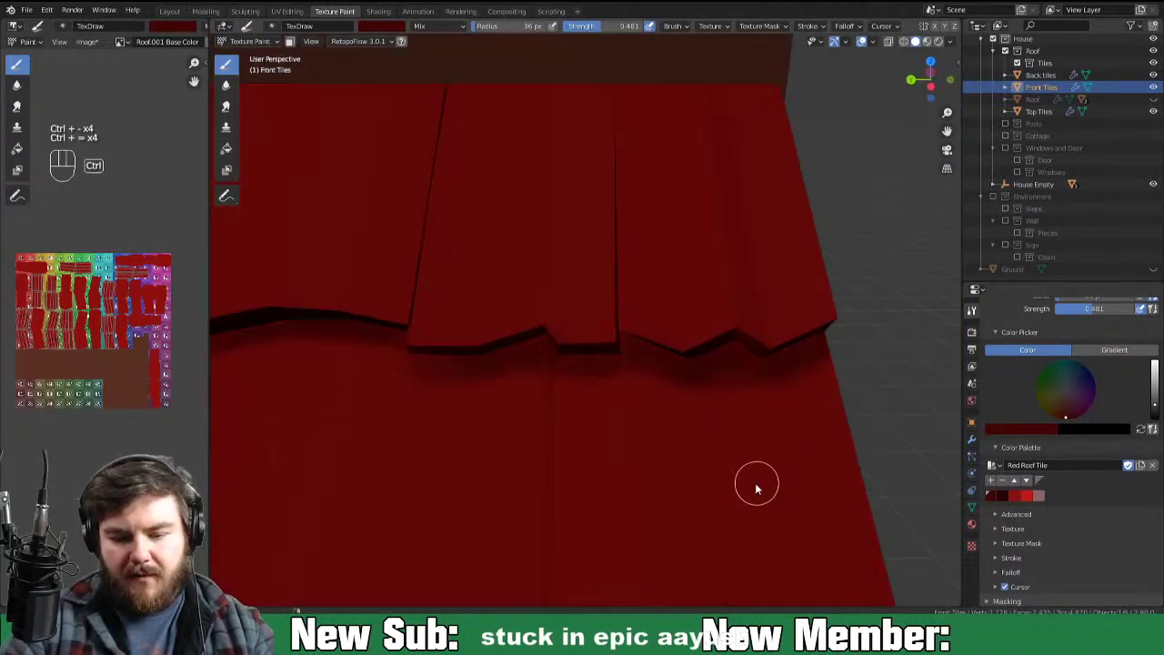
pyautogui.press('ctrl+=')
pyautogui.middleClick(780, 465)
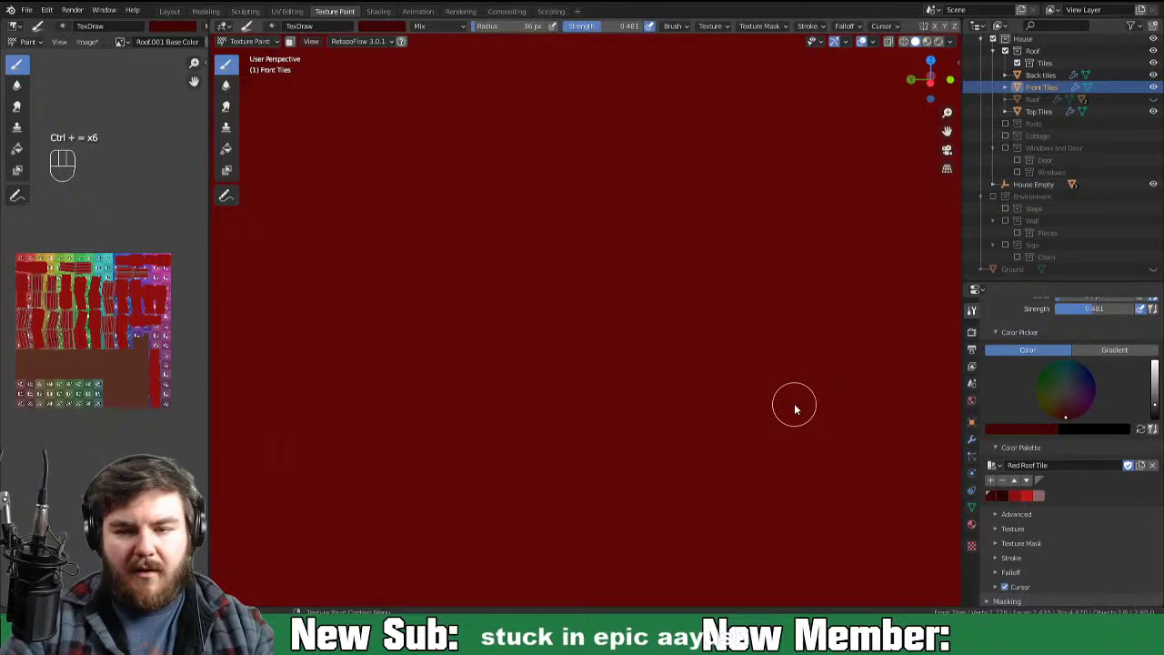
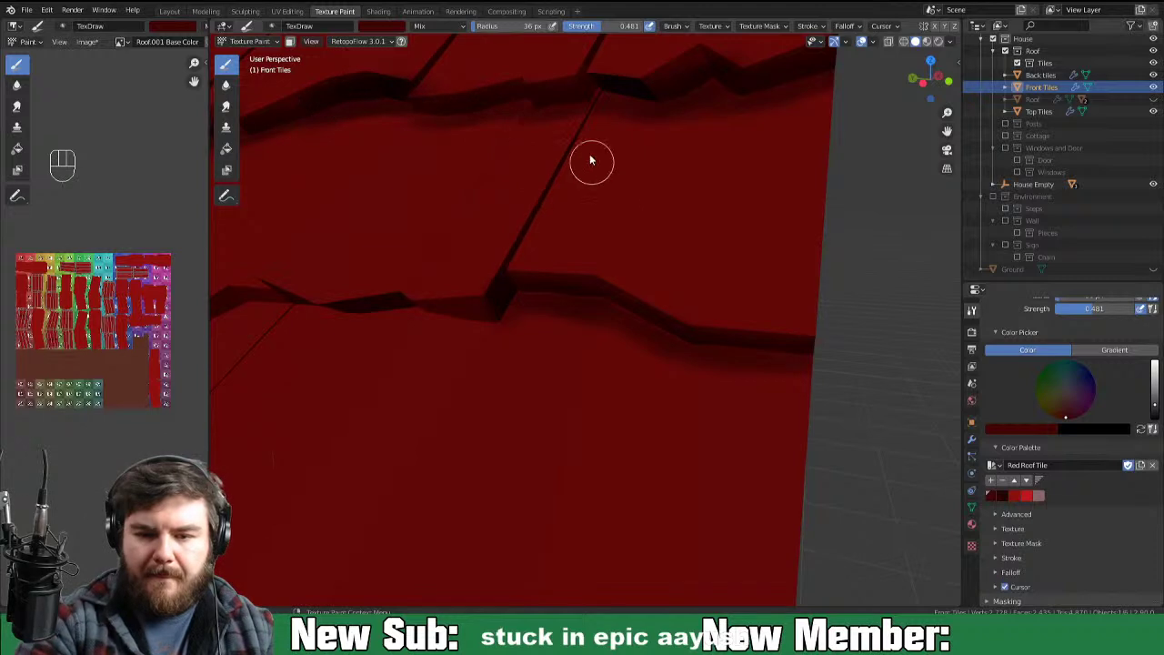
# Step: Add longer dark red strokes across the middle tile rows, dabbing individual tiles to deepen the shading
pyautogui.click(618, 83)
pyautogui.doubleClick(595, 105)
pyautogui.moveTo(587, 104); pyautogui.dragTo(678, 88)
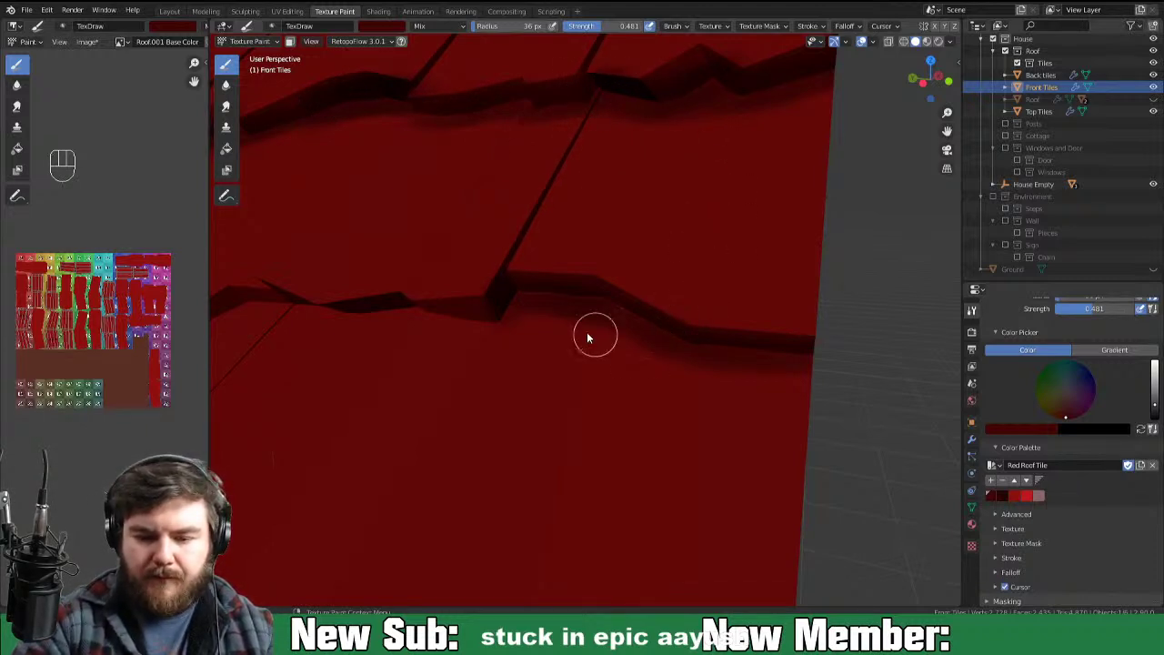
pyautogui.moveTo(597, 308); pyautogui.dragTo(801, 367)
pyautogui.moveTo(770, 365); pyautogui.dragTo(831, 360)
pyautogui.moveTo(725, 355); pyautogui.dragTo(533, 321)
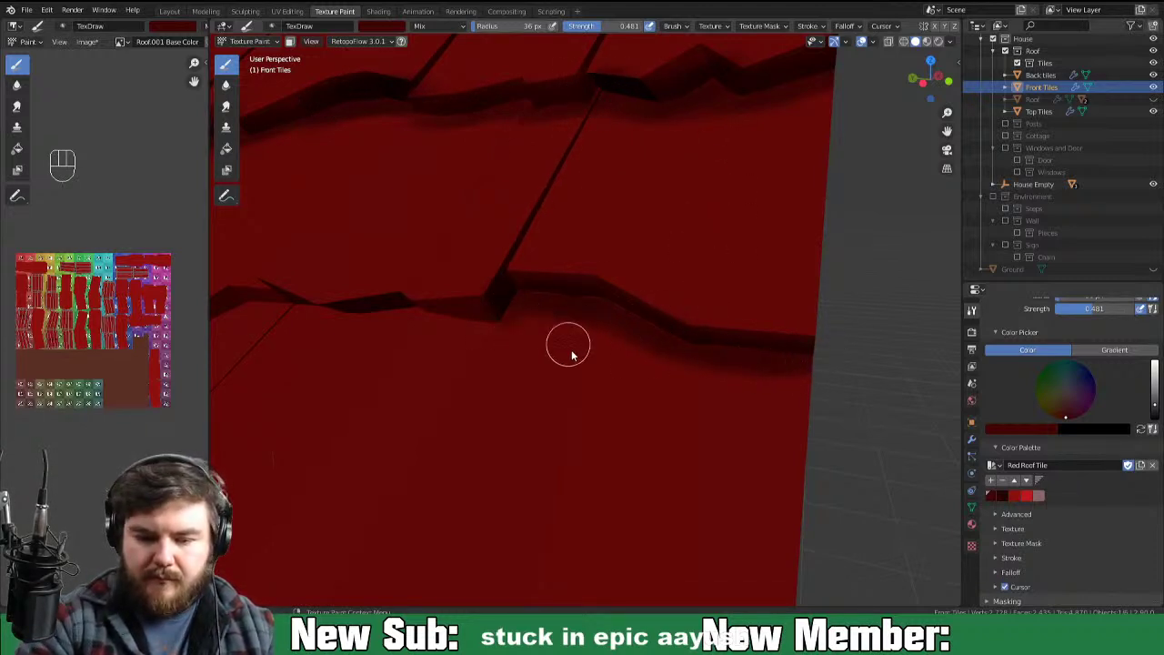
pyautogui.moveTo(612, 379); pyautogui.dragTo(654, 368)
pyautogui.moveTo(631, 314); pyautogui.dragTo(611, 313)
pyautogui.click(602, 316)
pyautogui.moveTo(564, 326); pyautogui.dragTo(586, 325)
pyautogui.click(540, 325)
pyautogui.moveTo(502, 323); pyautogui.dragTo(462, 326)
pyautogui.click(566, 328)
pyautogui.moveTo(461, 323); pyautogui.dragTo(530, 321)
pyautogui.click(595, 323)
pyautogui.click(544, 327)
pyautogui.click(662, 310)
pyautogui.moveTo(665, 318); pyautogui.dragTo(745, 312)
pyautogui.moveTo(749, 312); pyautogui.dragTo(667, 317)
pyautogui.moveTo(664, 325); pyautogui.dragTo(740, 339)
pyautogui.click(746, 339)
pyautogui.moveTo(651, 318); pyautogui.dragTo(689, 313)
pyautogui.click(657, 315)
pyautogui.moveTo(745, 320); pyautogui.dragTo(755, 314)
pyautogui.moveTo(747, 322); pyautogui.dragTo(804, 286)
pyautogui.moveTo(727, 324); pyautogui.dragTo(649, 314)
pyautogui.moveTo(707, 320); pyautogui.dragTo(579, 328)
pyautogui.click(533, 325)
# Step: Finish the dark red edge shading on the lowest front tile rows toward the left eave
pyautogui.click(449, 330)
pyautogui.moveTo(532, 364); pyautogui.dragTo(572, 371)
pyautogui.moveTo(606, 366); pyautogui.dragTo(625, 369)
pyautogui.click(542, 359)
pyautogui.moveTo(504, 360); pyautogui.dragTo(548, 358)
pyautogui.moveTo(503, 357); pyautogui.dragTo(577, 365)
pyautogui.click(589, 364)
pyautogui.click(573, 366)
pyautogui.moveTo(498, 354); pyautogui.dragTo(675, 374)
pyautogui.moveTo(640, 370); pyautogui.dragTo(606, 372)
pyautogui.click(409, 359)
pyautogui.moveTo(324, 348); pyautogui.dragTo(416, 357)
pyautogui.moveTo(370, 347); pyautogui.dragTo(418, 354)
pyautogui.moveTo(375, 360); pyautogui.dragTo(497, 348)
pyautogui.moveTo(468, 347); pyautogui.dragTo(492, 333)
pyautogui.click(493, 323)
pyautogui.moveTo(508, 318); pyautogui.dragTo(583, 314)
pyautogui.moveTo(490, 324); pyautogui.dragTo(571, 313)
pyautogui.moveTo(528, 312); pyautogui.dragTo(613, 305)
pyautogui.click(488, 323)
pyautogui.moveTo(493, 324); pyautogui.dragTo(473, 345)
pyautogui.moveTo(402, 355); pyautogui.dragTo(350, 354)
pyautogui.moveTo(320, 360); pyautogui.dragTo(419, 353)
pyautogui.press('ctrl+-')
pyautogui.moveTo(802, 460); pyautogui.dragTo(777, 488)
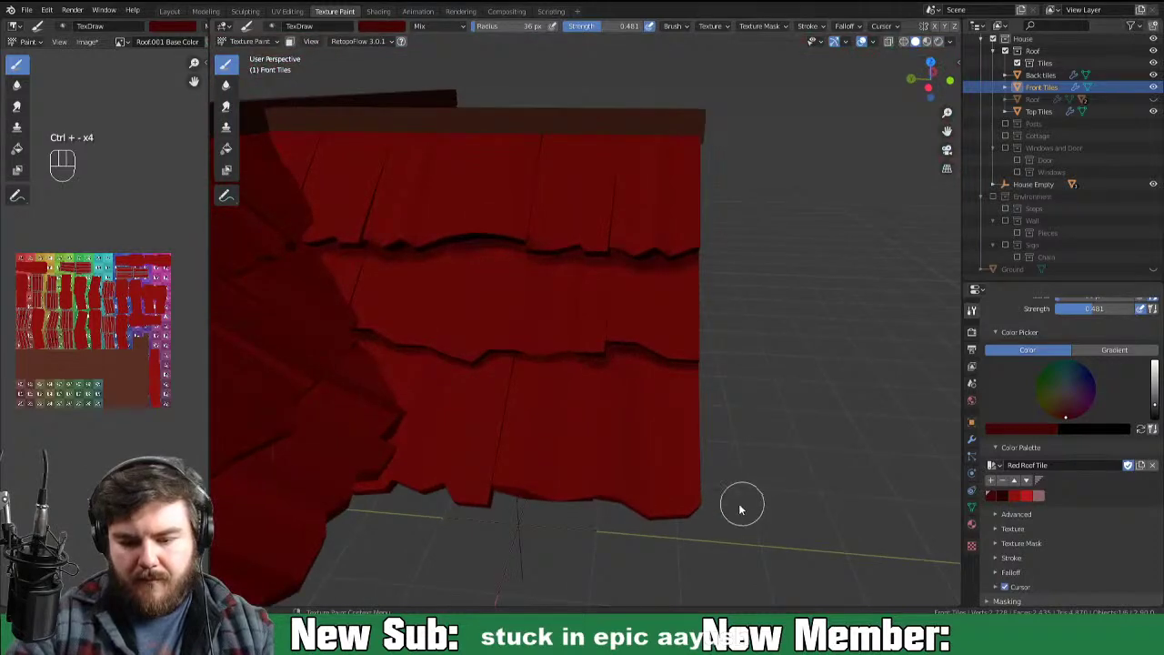
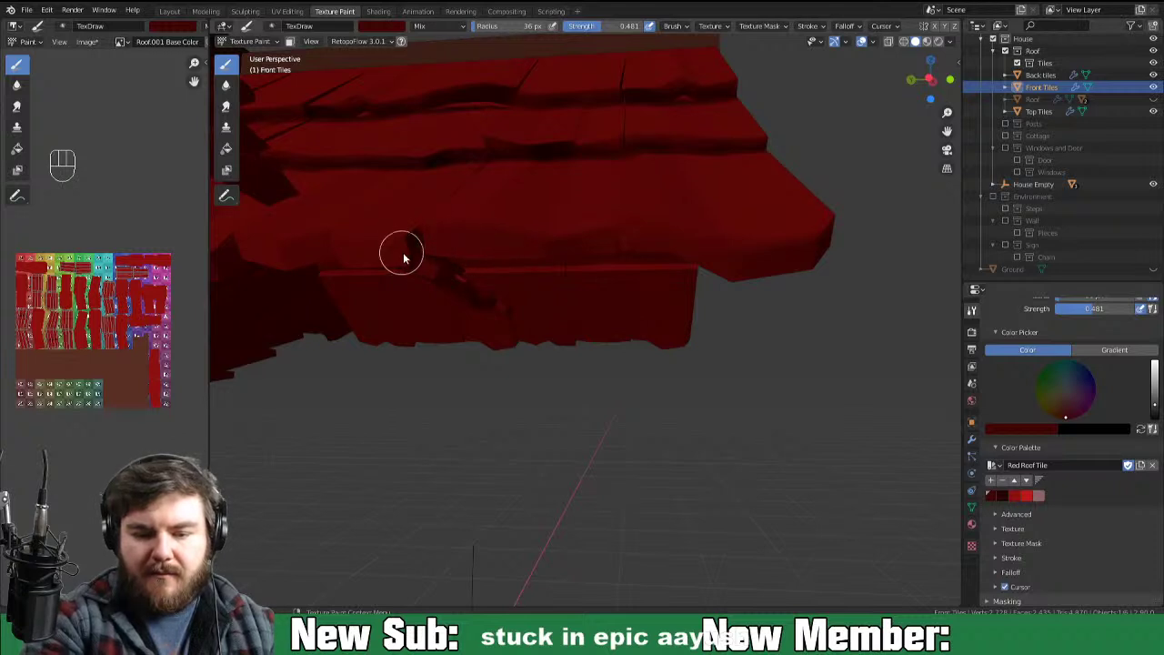
# Step: Orbit the view to inspect the painted roof tiles close up from beneath
pyautogui.moveTo(356, 271); pyautogui.dragTo(432, 265)
pyautogui.moveTo(284, 266); pyautogui.dragTo(420, 254)
pyautogui.moveTo(348, 258); pyautogui.dragTo(438, 268)
pyautogui.moveTo(463, 290); pyautogui.dragTo(491, 288)
pyautogui.moveTo(498, 264); pyautogui.dragTo(523, 265)
pyautogui.moveTo(469, 256); pyautogui.dragTo(526, 269)
pyautogui.moveTo(554, 278); pyautogui.dragTo(798, 271)
pyautogui.moveTo(827, 286); pyautogui.dragTo(898, 306)
pyautogui.moveTo(913, 301); pyautogui.dragTo(946, 312)
pyautogui.moveTo(870, 334); pyautogui.dragTo(823, 364)
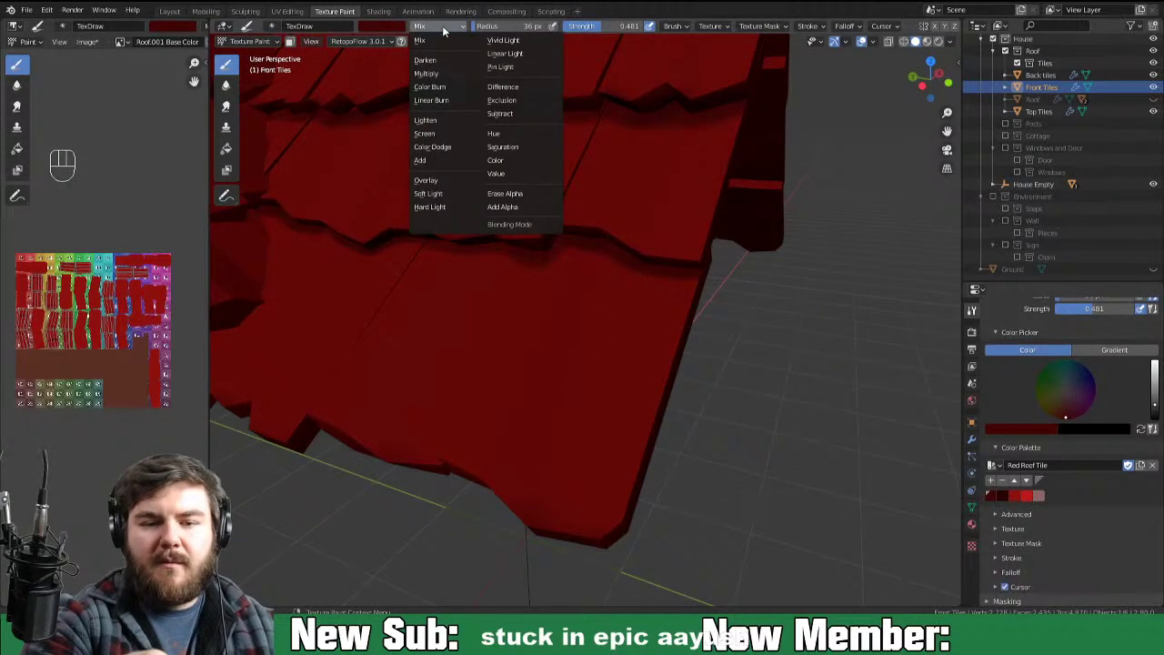
# Step: Dab dark red onto the front tiles, then orbit to view the tiles from underneath
pyautogui.click(476, 43)
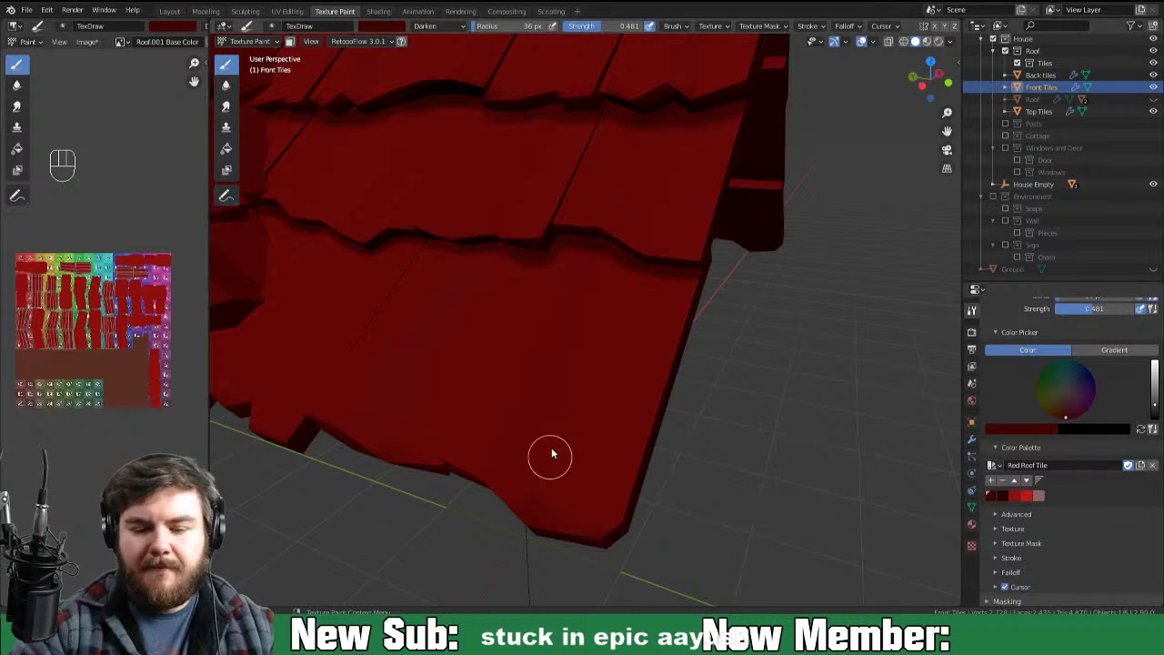
pyautogui.moveTo(626, 463); pyautogui.dragTo(655, 473)
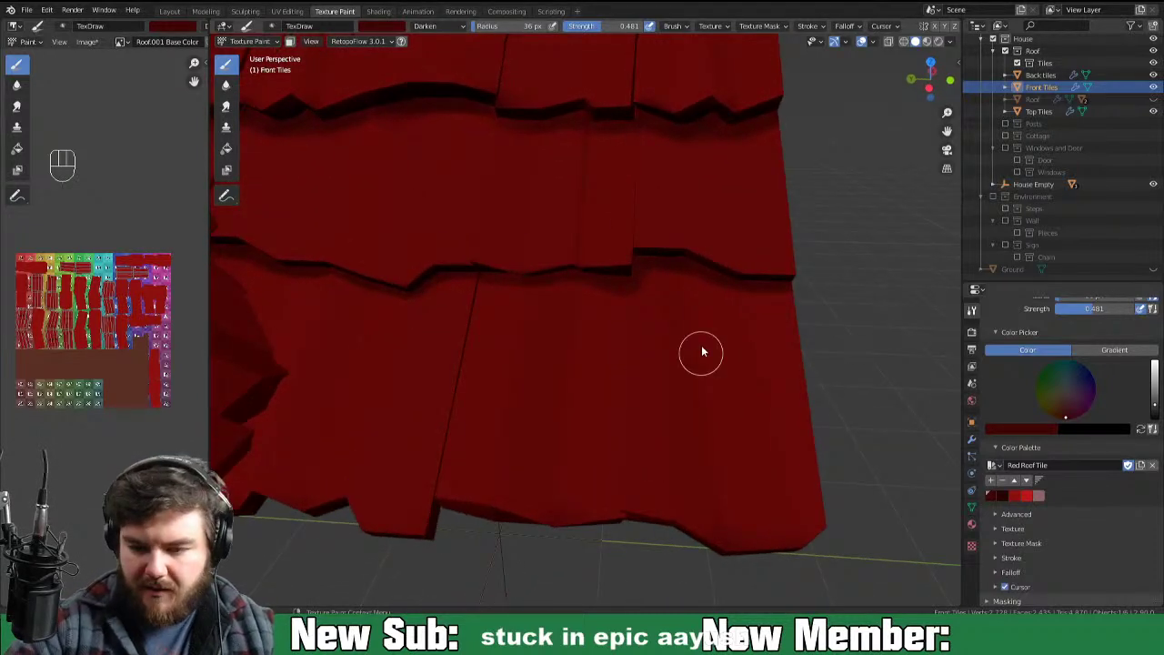
pyautogui.moveTo(710, 341); pyautogui.dragTo(728, 540)
pyautogui.moveTo(753, 563); pyautogui.dragTo(754, 561)
pyautogui.moveTo(720, 438); pyautogui.dragTo(738, 528)
pyautogui.moveTo(705, 357); pyautogui.dragTo(739, 539)
pyautogui.moveTo(746, 428); pyautogui.dragTo(735, 373)
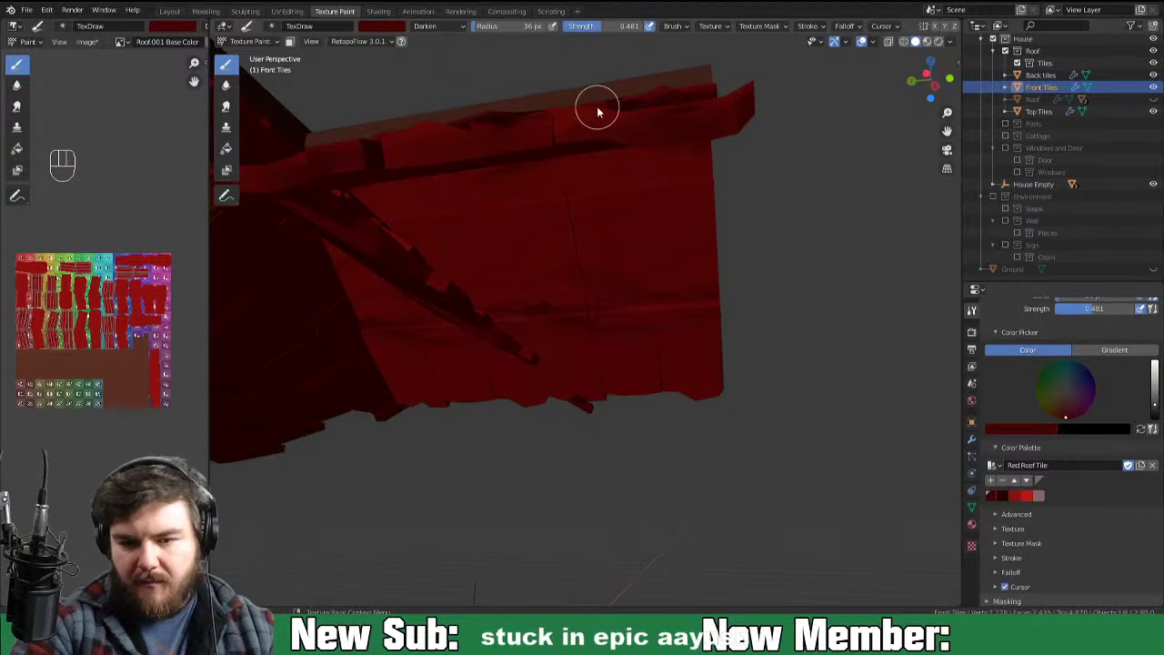
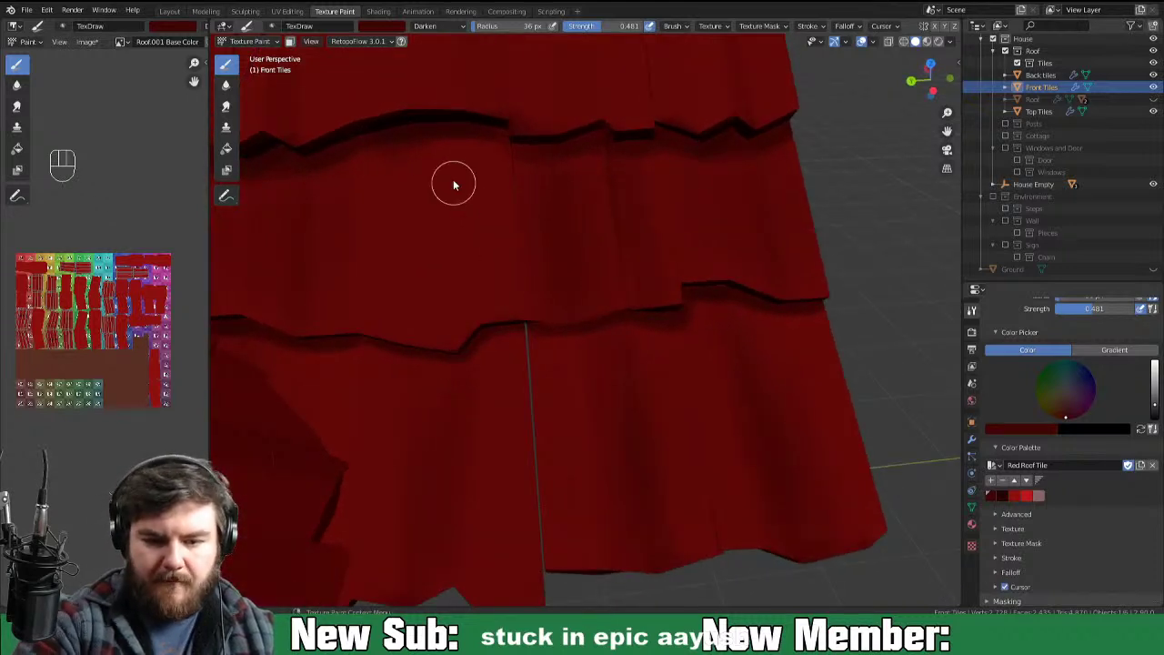
# Step: Paint darker red shading along the seams of the left-hand front tiles
pyautogui.moveTo(449, 234); pyautogui.dragTo(445, 235)
pyautogui.moveTo(423, 182); pyautogui.dragTo(417, 360)
pyautogui.click(376, 322)
pyautogui.moveTo(407, 343); pyautogui.dragTo(404, 318)
pyautogui.moveTo(444, 336); pyautogui.dragTo(455, 197)
pyautogui.click(465, 265)
pyautogui.click(486, 201)
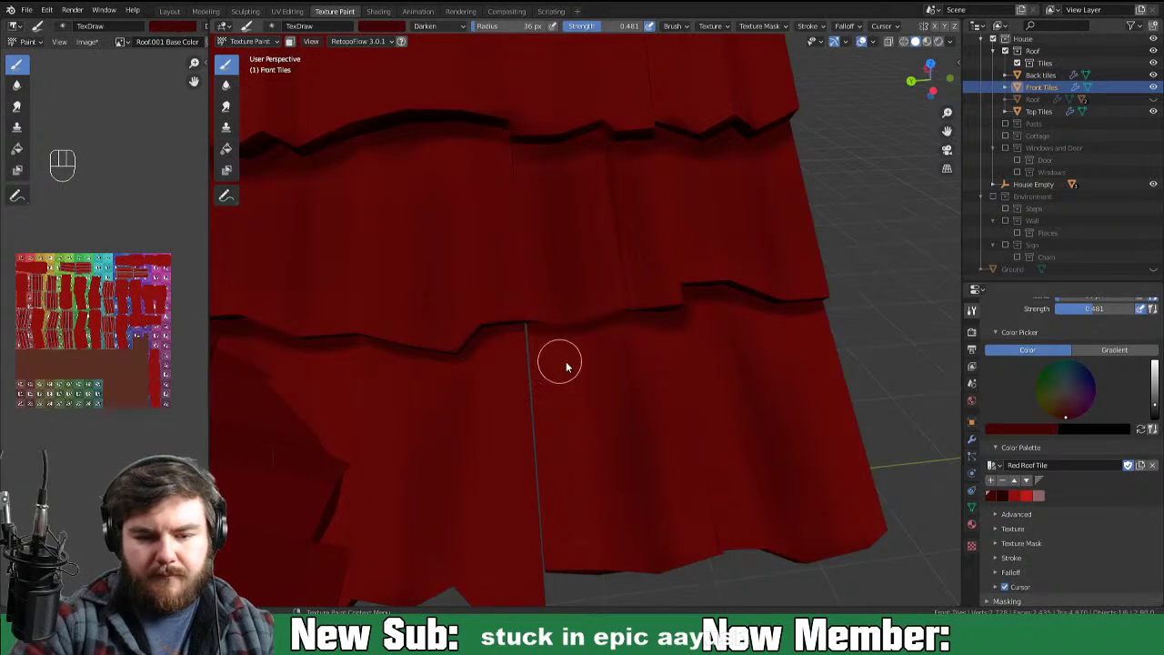
pyautogui.moveTo(746, 341); pyautogui.dragTo(768, 484)
# Step: Shade the seams and overlaps of the right-hand front tiles with dark red dabs and strokes
pyautogui.middleClick(770, 440)
pyautogui.moveTo(692, 250); pyautogui.dragTo(685, 291)
pyautogui.moveTo(668, 348); pyautogui.dragTo(644, 408)
pyautogui.click(697, 185)
pyautogui.moveTo(624, 325); pyautogui.dragTo(611, 411)
pyautogui.click(657, 352)
pyautogui.moveTo(694, 254); pyautogui.dragTo(708, 213)
pyautogui.click(676, 401)
pyautogui.click(693, 353)
pyautogui.click(673, 380)
pyautogui.moveTo(652, 411); pyautogui.dragTo(651, 408)
pyautogui.click(687, 254)
pyautogui.click(645, 374)
pyautogui.click(660, 331)
pyautogui.moveTo(667, 347); pyautogui.dragTo(632, 427)
pyautogui.moveTo(664, 385); pyautogui.dragTo(682, 403)
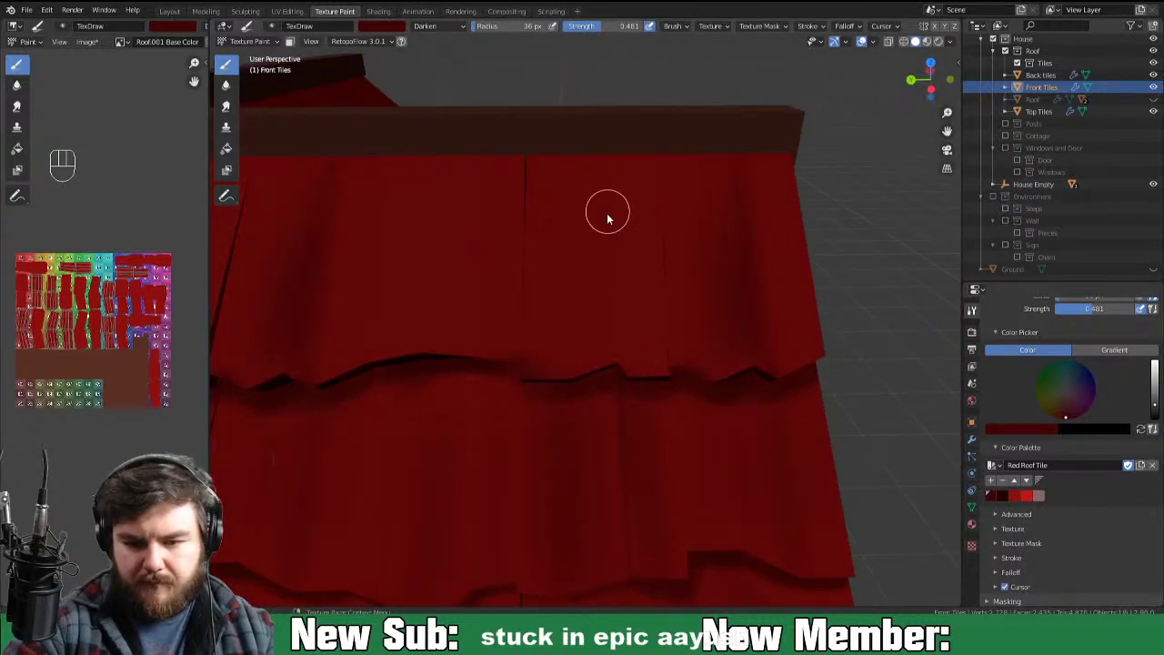
# Step: Darken the row of tiles just below the top ridge with vertical seam strokes
pyautogui.moveTo(612, 356); pyautogui.dragTo(604, 308)
pyautogui.moveTo(609, 204); pyautogui.dragTo(618, 372)
pyautogui.moveTo(621, 188); pyautogui.dragTo(630, 382)
pyautogui.moveTo(647, 213); pyautogui.dragTo(654, 393)
pyautogui.moveTo(662, 252); pyautogui.dragTo(669, 390)
pyautogui.click(563, 348)
pyautogui.click(540, 363)
pyautogui.click(575, 326)
pyautogui.click(599, 374)
pyautogui.moveTo(603, 393); pyautogui.dragTo(602, 390)
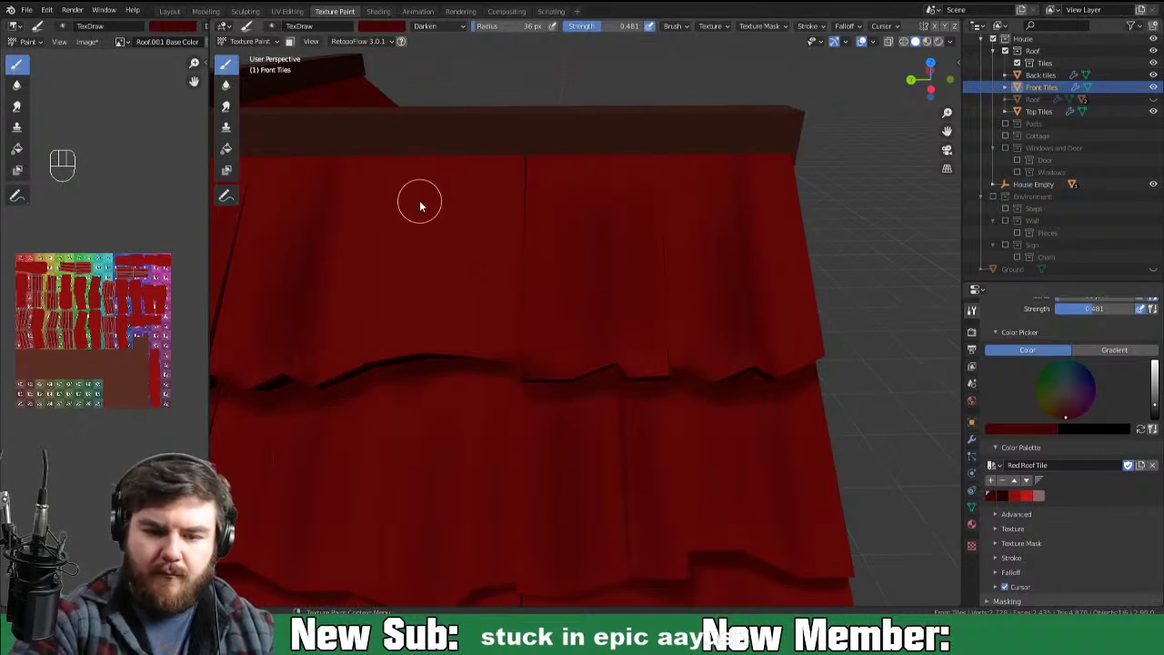
# Step: Add dark seam shading to the remaining middle and lower-left front tiles
pyautogui.moveTo(571, 155); pyautogui.dragTo(560, 223)
pyautogui.click(541, 303)
pyautogui.moveTo(546, 289); pyautogui.dragTo(551, 382)
pyautogui.moveTo(533, 281); pyautogui.dragTo(544, 413)
pyautogui.click(533, 331)
pyautogui.moveTo(404, 301); pyautogui.dragTo(407, 397)
pyautogui.click(408, 358)
pyautogui.moveTo(423, 183); pyautogui.dragTo(432, 390)
# Step: Zoom out to check the shaded roof, then zoom back in on the front tiles
pyautogui.press('ctrl+-')
pyautogui.press('ctrl+-')
pyautogui.press('ctrl+-')
pyautogui.moveTo(843, 475); pyautogui.dragTo(837, 485)
pyautogui.press('ctrl+=')
pyautogui.press('ctrl+=')
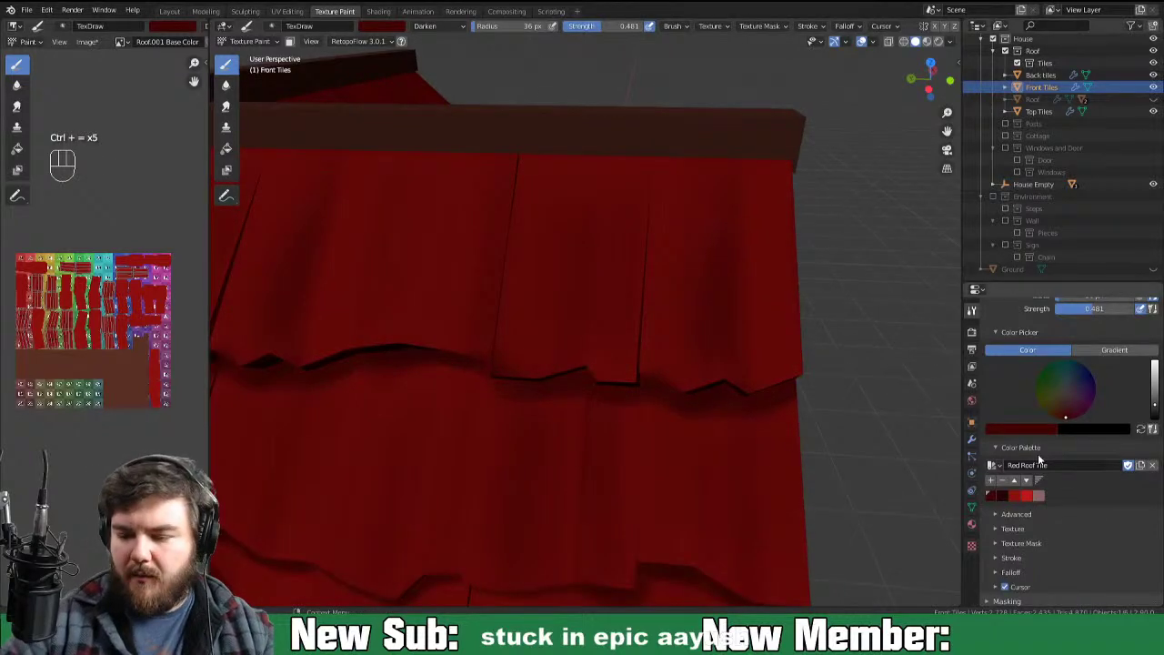
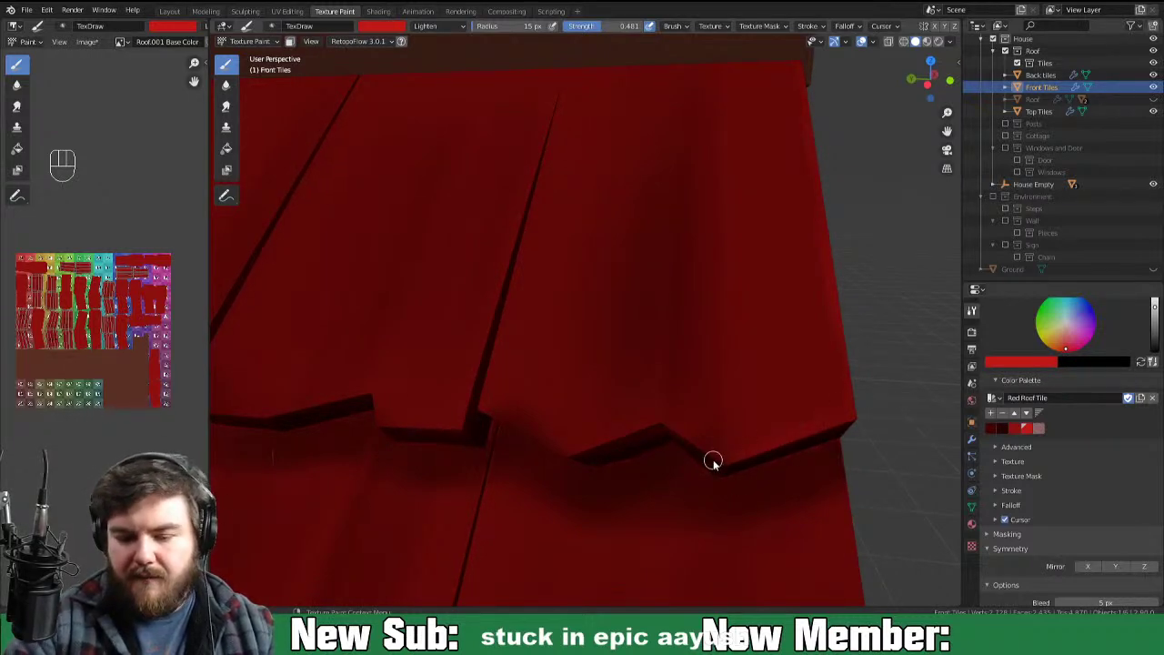
# Step: Paint brighter red highlights along the front tiles' lower edges and corners
pyautogui.moveTo(671, 421); pyautogui.dragTo(720, 452)
pyautogui.click(670, 430)
pyautogui.moveTo(722, 461); pyautogui.dragTo(778, 475)
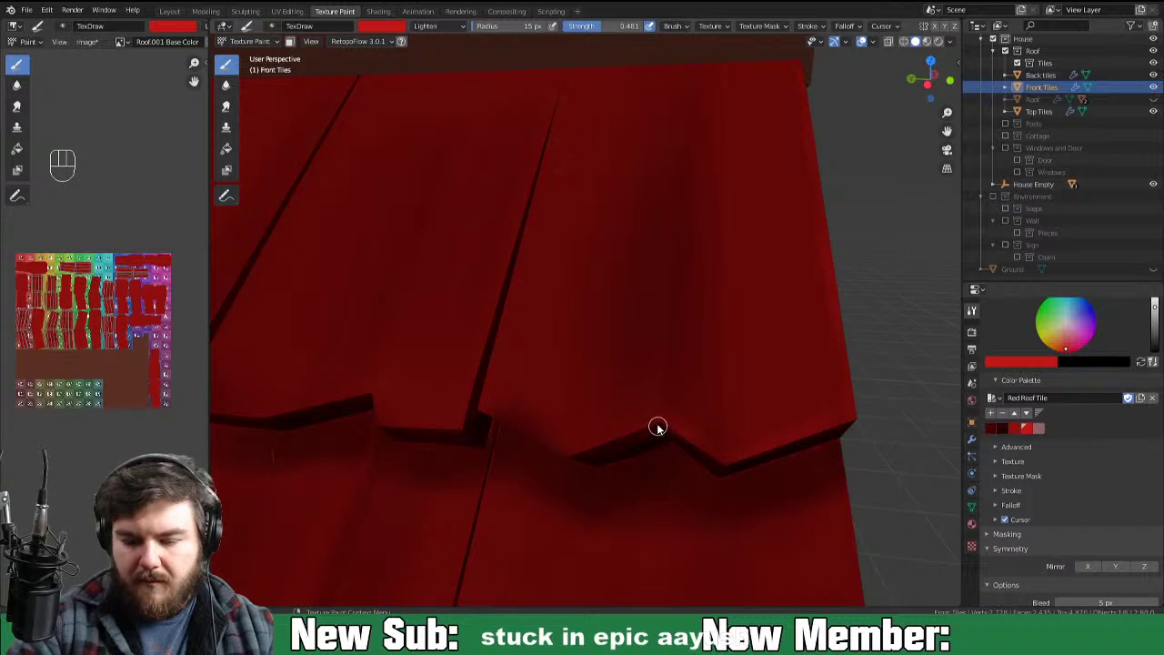
pyautogui.click(602, 447)
pyautogui.moveTo(639, 431); pyautogui.dragTo(690, 404)
pyautogui.moveTo(650, 425); pyautogui.dragTo(570, 452)
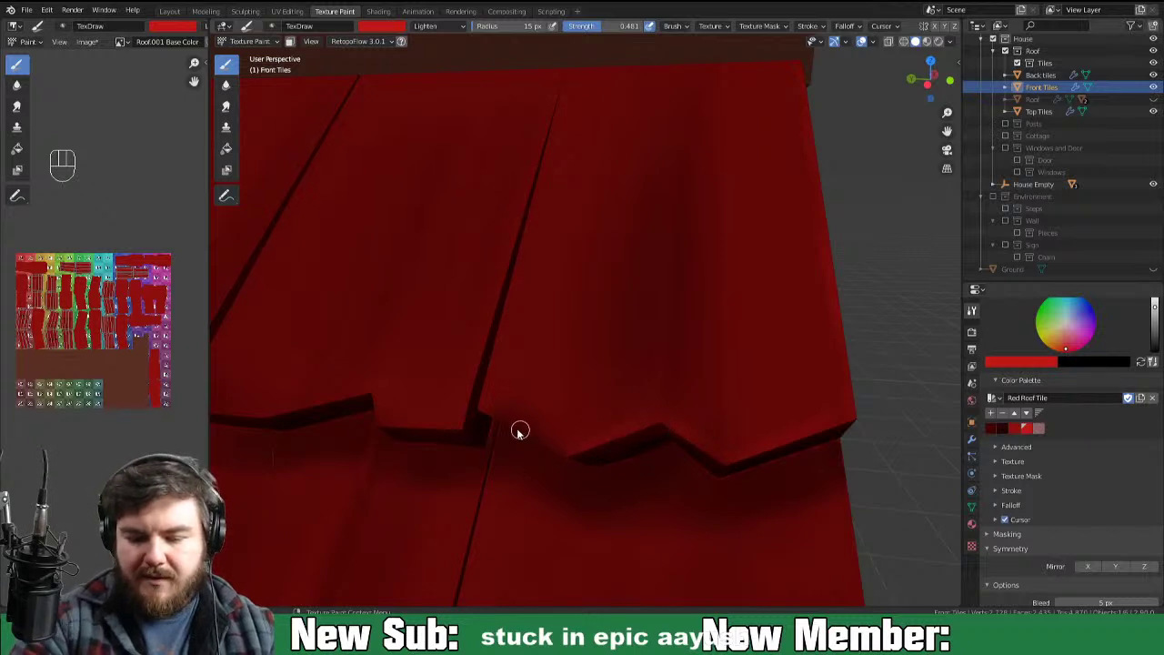
pyautogui.click(531, 434)
pyautogui.click(573, 451)
pyautogui.moveTo(488, 413); pyautogui.dragTo(619, 478)
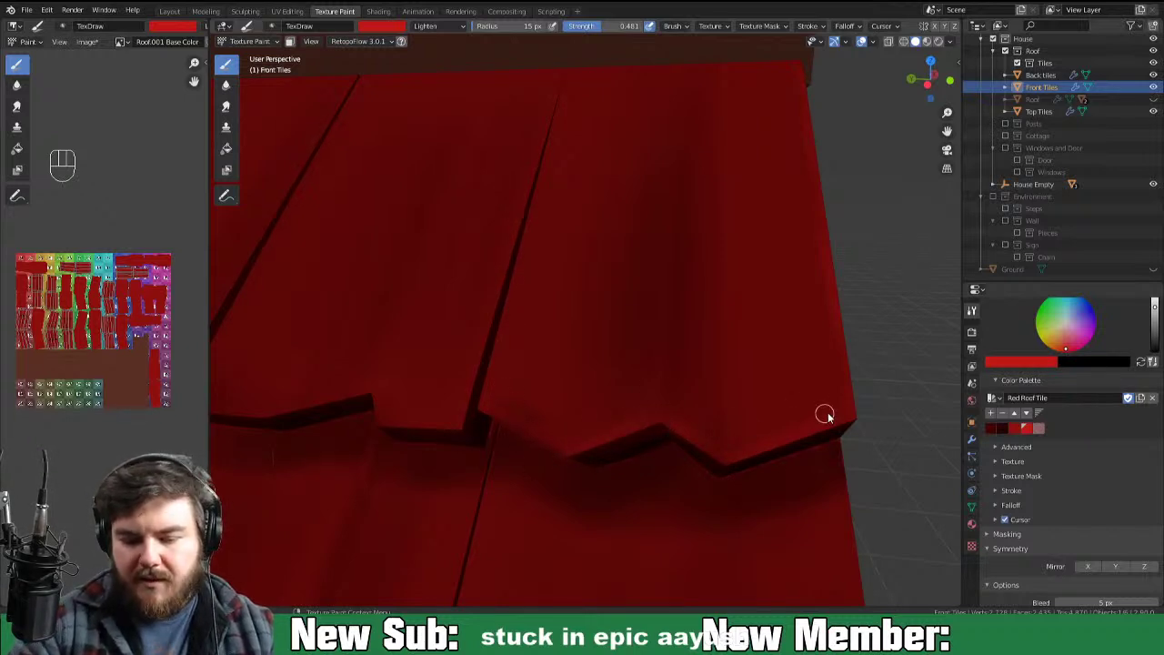
# Step: Pull the view back to see the whole shaded roof
pyautogui.press('ctrl+-')
pyautogui.press('ctrl+-')
pyautogui.moveTo(842, 443); pyautogui.dragTo(808, 440)
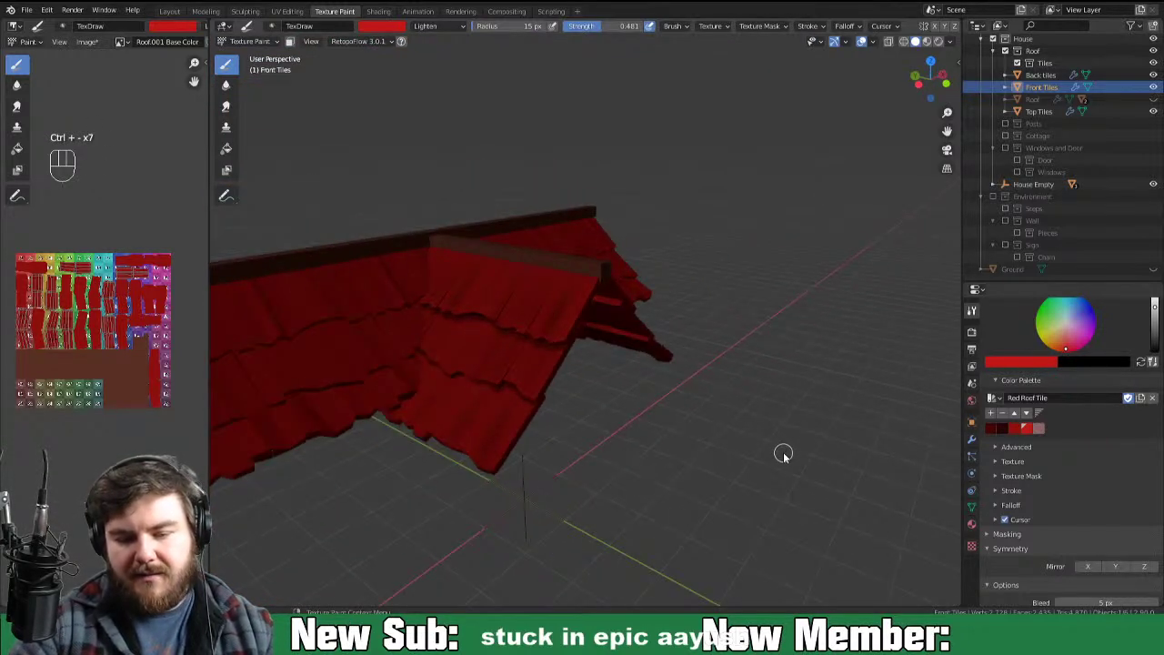
pyautogui.press('ctrl+-')
pyautogui.middleClick(766, 467)
pyautogui.middleClick(749, 470)
pyautogui.press('ctrl+=')
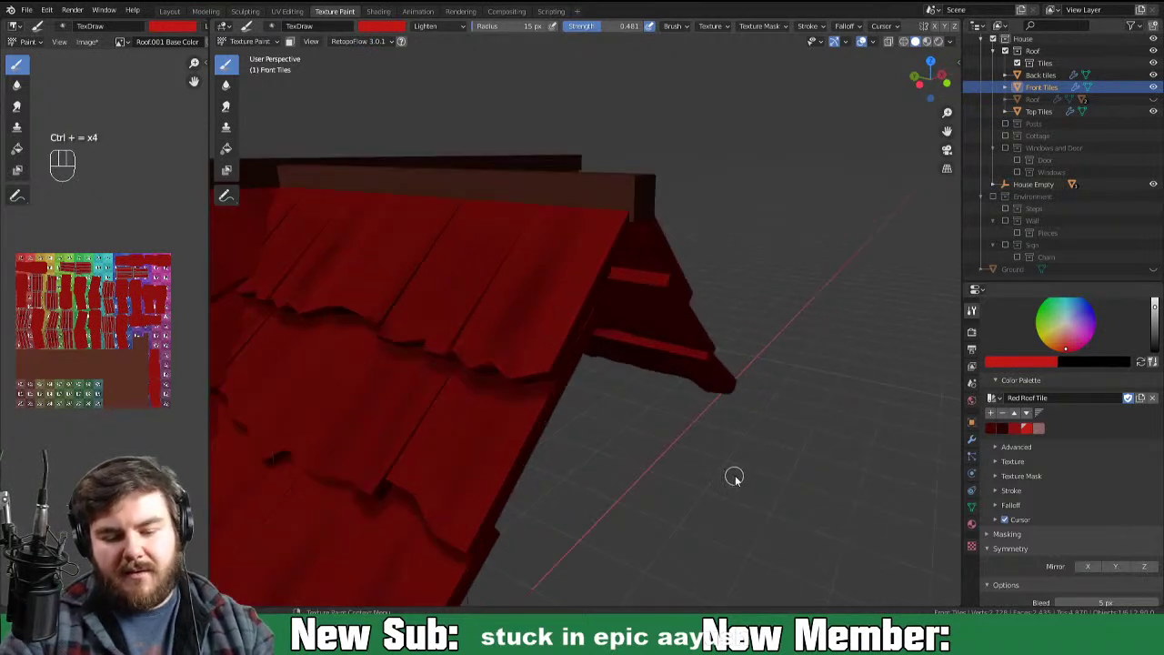
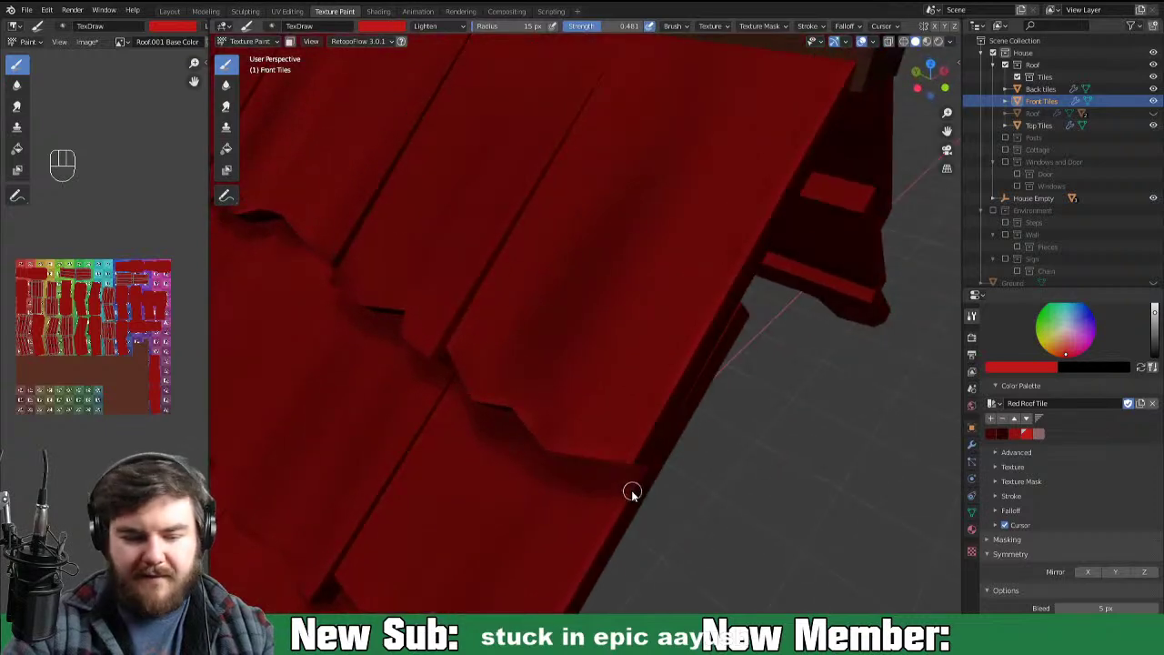
# Step: Dab lighter-red highlights onto the tile edges near the roof's side edge
pyautogui.moveTo(663, 483); pyautogui.dragTo(718, 392)
pyautogui.moveTo(702, 465); pyautogui.dragTo(772, 449)
pyautogui.moveTo(723, 427); pyautogui.dragTo(803, 452)
pyautogui.click(764, 431)
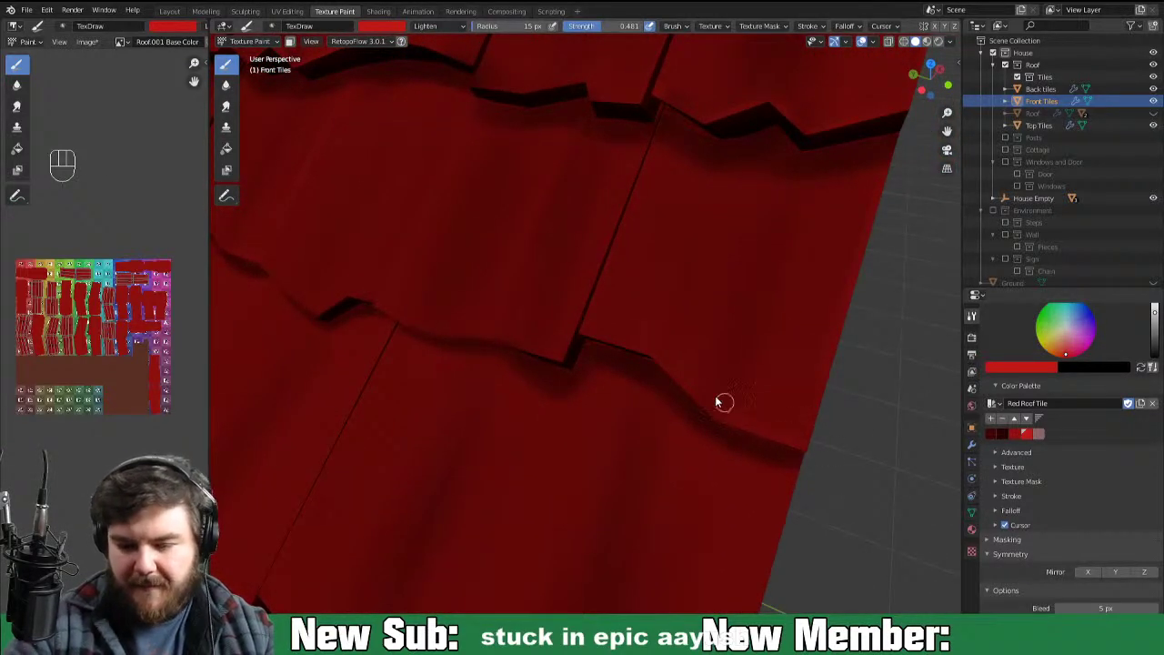
pyautogui.click(696, 400)
pyautogui.click(711, 407)
pyautogui.click(713, 414)
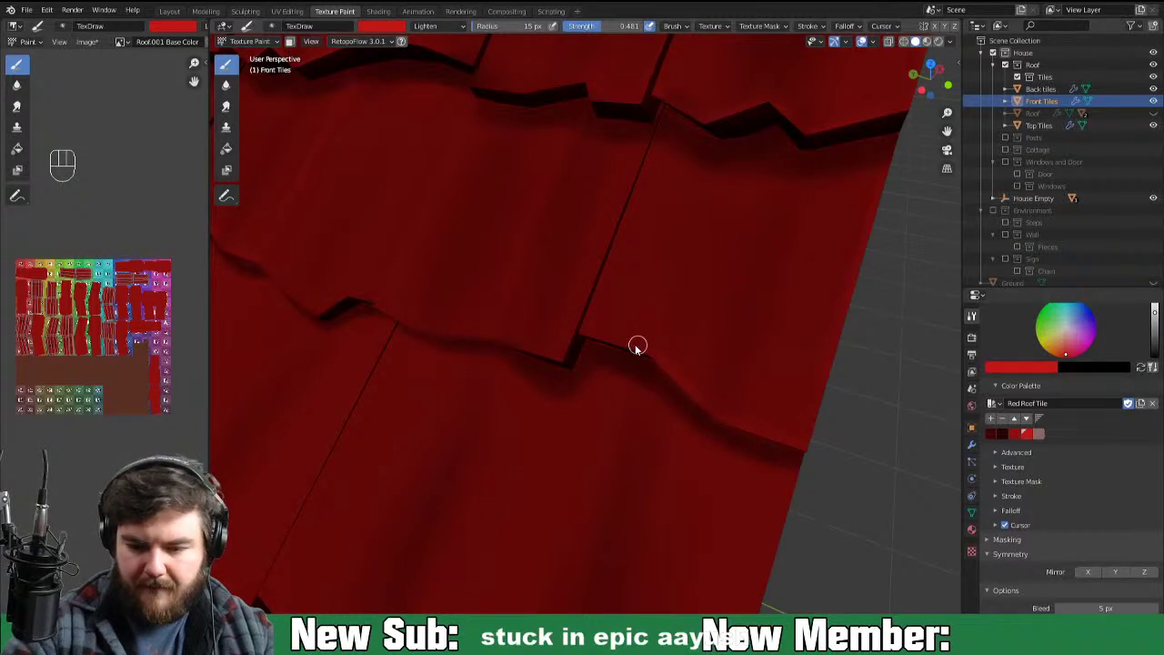
pyautogui.moveTo(583, 332); pyautogui.dragTo(663, 357)
pyautogui.click(658, 347)
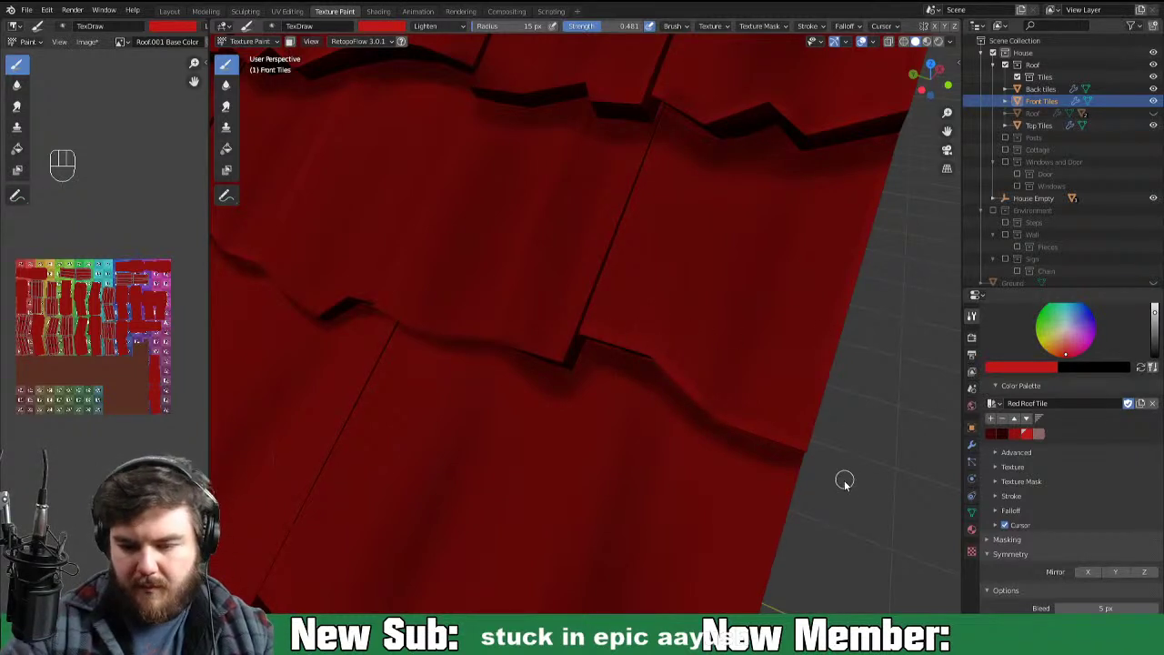
# Step: From below, brush Lighten strokes along the lower edges of the front tile rows
pyautogui.moveTo(833, 434); pyautogui.dragTo(815, 421)
pyautogui.moveTo(797, 423); pyautogui.dragTo(773, 436)
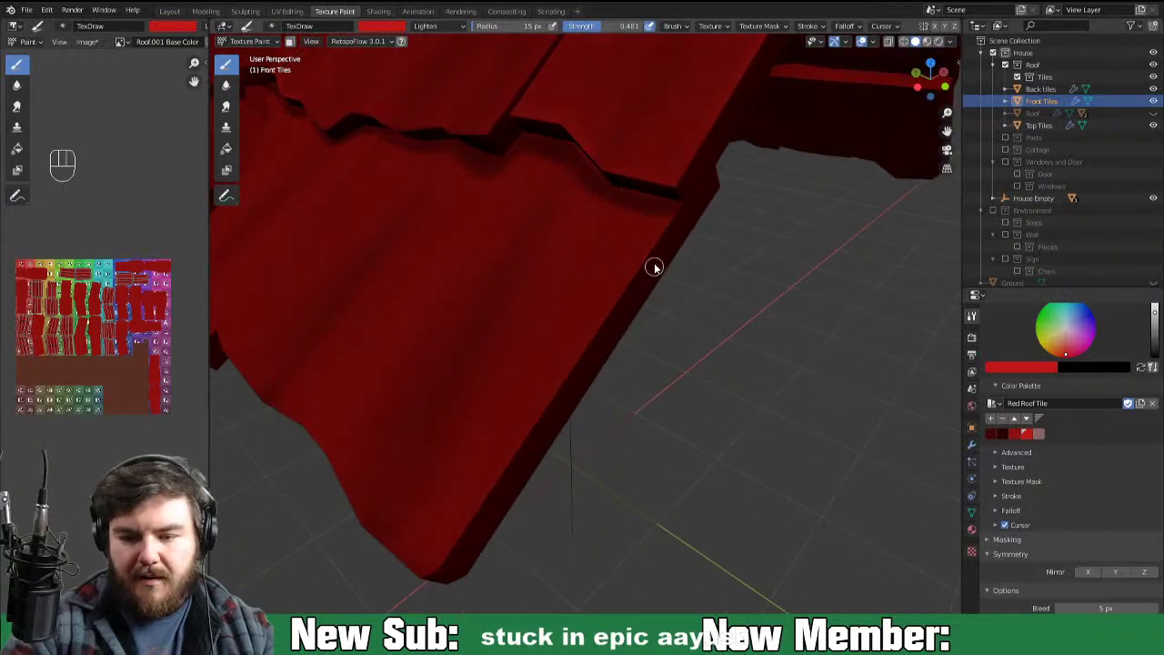
pyautogui.moveTo(654, 252); pyautogui.dragTo(625, 288)
pyautogui.moveTo(657, 241); pyautogui.dragTo(606, 319)
pyautogui.click(613, 321)
pyautogui.moveTo(644, 266); pyautogui.dragTo(584, 355)
pyautogui.moveTo(552, 400); pyautogui.dragTo(564, 392)
pyautogui.click(536, 431)
pyautogui.click(515, 465)
pyautogui.moveTo(567, 387); pyautogui.dragTo(481, 511)
pyautogui.click(455, 549)
pyautogui.moveTo(438, 578); pyautogui.dragTo(552, 412)
pyautogui.moveTo(499, 493); pyautogui.dragTo(550, 433)
pyautogui.moveTo(688, 440); pyautogui.dragTo(764, 447)
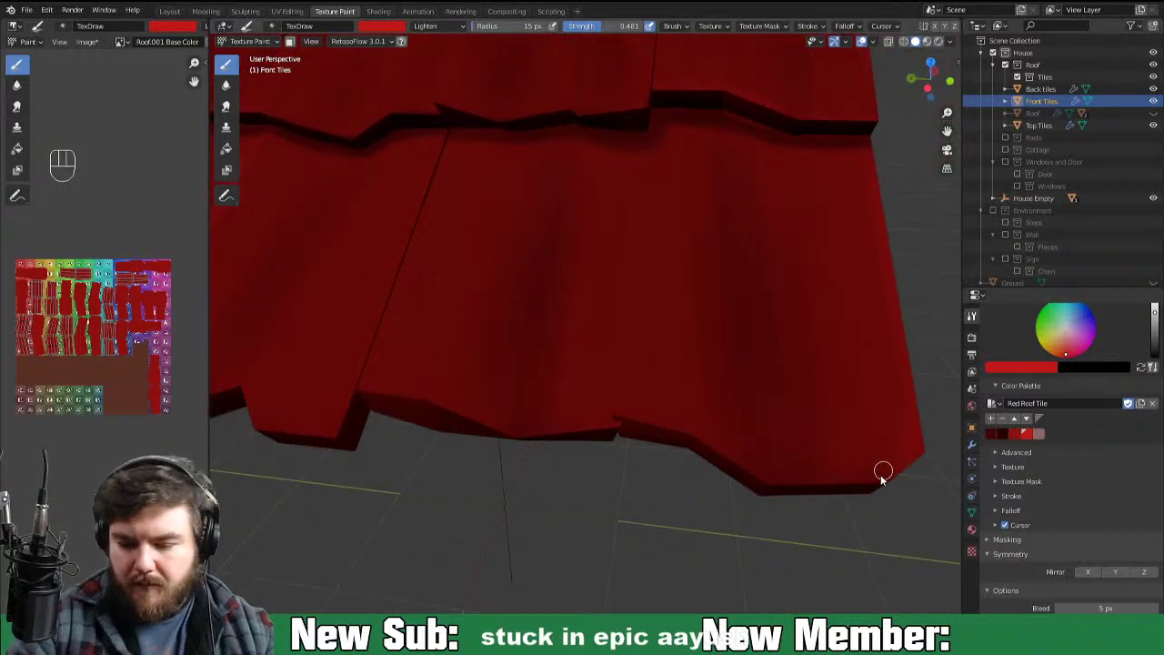
# Step: Highlight the bottom edge and corners of the lowest tile row in lighter red
pyautogui.moveTo(777, 485); pyautogui.dragTo(867, 485)
pyautogui.click(888, 484)
pyautogui.moveTo(806, 478); pyautogui.dragTo(929, 463)
pyautogui.moveTo(873, 487); pyautogui.dragTo(832, 488)
pyautogui.moveTo(908, 478); pyautogui.dragTo(936, 456)
pyautogui.moveTo(919, 463); pyautogui.dragTo(953, 436)
pyautogui.moveTo(890, 480); pyautogui.dragTo(903, 468)
pyautogui.moveTo(927, 466); pyautogui.dragTo(828, 487)
pyautogui.moveTo(810, 492); pyautogui.dragTo(723, 466)
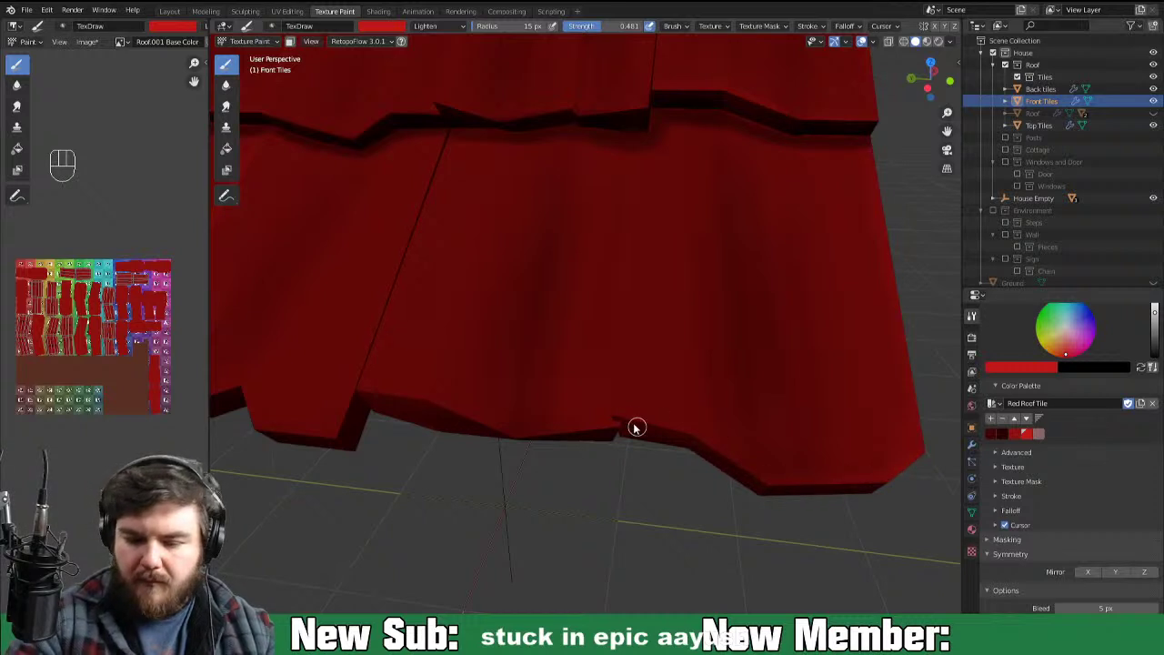
pyautogui.click(677, 430)
pyautogui.click(692, 437)
pyautogui.moveTo(706, 442); pyautogui.dragTo(656, 426)
pyautogui.click(651, 428)
pyautogui.click(709, 436)
pyautogui.click(702, 441)
pyautogui.moveTo(734, 467); pyautogui.dragTo(707, 440)
pyautogui.click(774, 488)
pyautogui.click(788, 501)
pyautogui.moveTo(760, 477); pyautogui.dragTo(826, 490)
pyautogui.moveTo(844, 483); pyautogui.dragTo(916, 462)
pyautogui.moveTo(847, 517); pyautogui.dragTo(845, 539)
pyautogui.click(748, 377)
pyautogui.click(759, 427)
pyautogui.moveTo(757, 417); pyautogui.dragTo(747, 311)
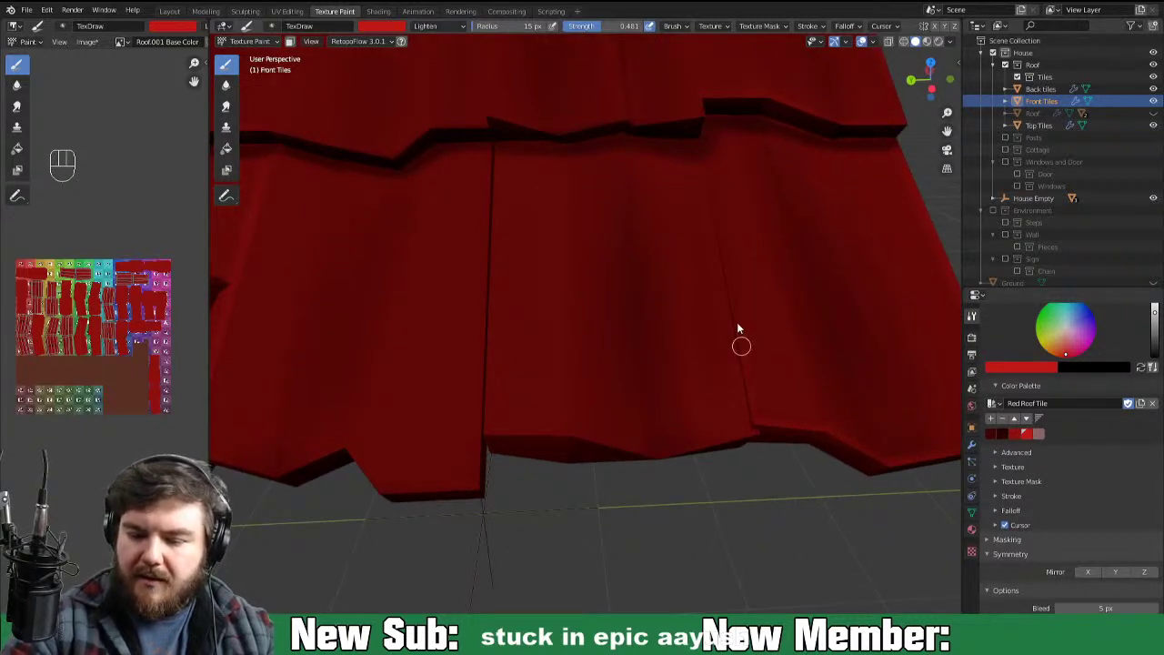
# Step: Add lighter-red streaks down the tile faces and corners above the lowest row
pyautogui.click(726, 231)
pyautogui.moveTo(716, 181); pyautogui.dragTo(731, 287)
pyautogui.moveTo(733, 296); pyautogui.dragTo(733, 281)
pyautogui.moveTo(723, 261); pyautogui.dragTo(732, 321)
pyautogui.click(734, 325)
pyautogui.click(740, 341)
pyautogui.click(763, 441)
pyautogui.moveTo(742, 344); pyautogui.dragTo(756, 426)
pyautogui.moveTo(740, 439); pyautogui.dragTo(770, 434)
pyautogui.click(691, 462)
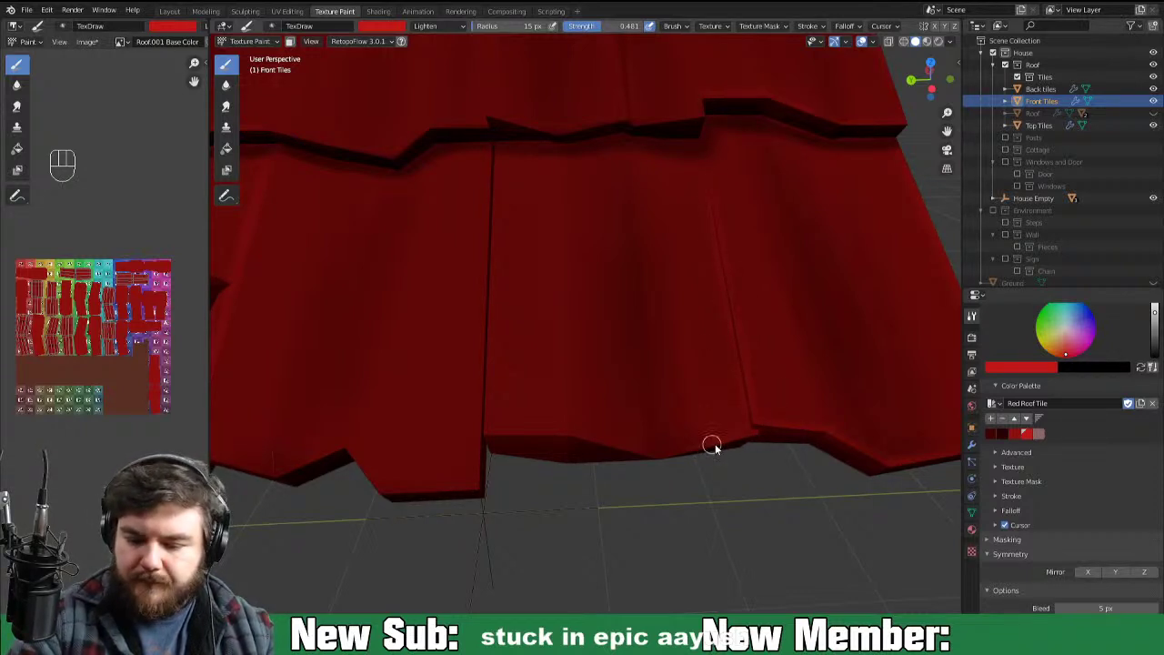
pyautogui.moveTo(586, 447); pyautogui.dragTo(638, 452)
pyautogui.moveTo(600, 440); pyautogui.dragTo(691, 456)
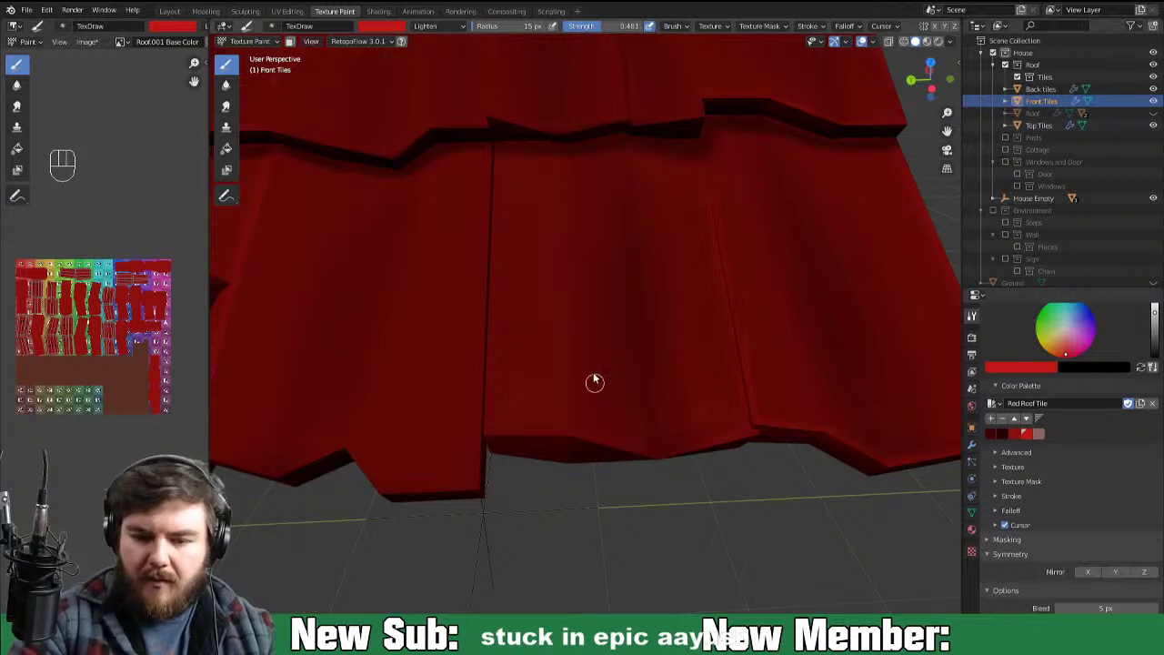
# Step: Pick out the corners and lower edges of a further column of front tiles
pyautogui.click(565, 241)
pyautogui.click(567, 192)
pyautogui.click(570, 299)
pyautogui.moveTo(571, 237); pyautogui.dragTo(565, 280)
pyautogui.moveTo(569, 379); pyautogui.dragTo(571, 294)
pyautogui.click(572, 301)
pyautogui.click(573, 414)
pyautogui.moveTo(570, 365); pyautogui.dragTo(571, 445)
pyautogui.click(575, 423)
pyautogui.click(575, 381)
pyautogui.moveTo(567, 325); pyautogui.dragTo(610, 444)
pyautogui.moveTo(717, 410); pyautogui.dragTo(720, 427)
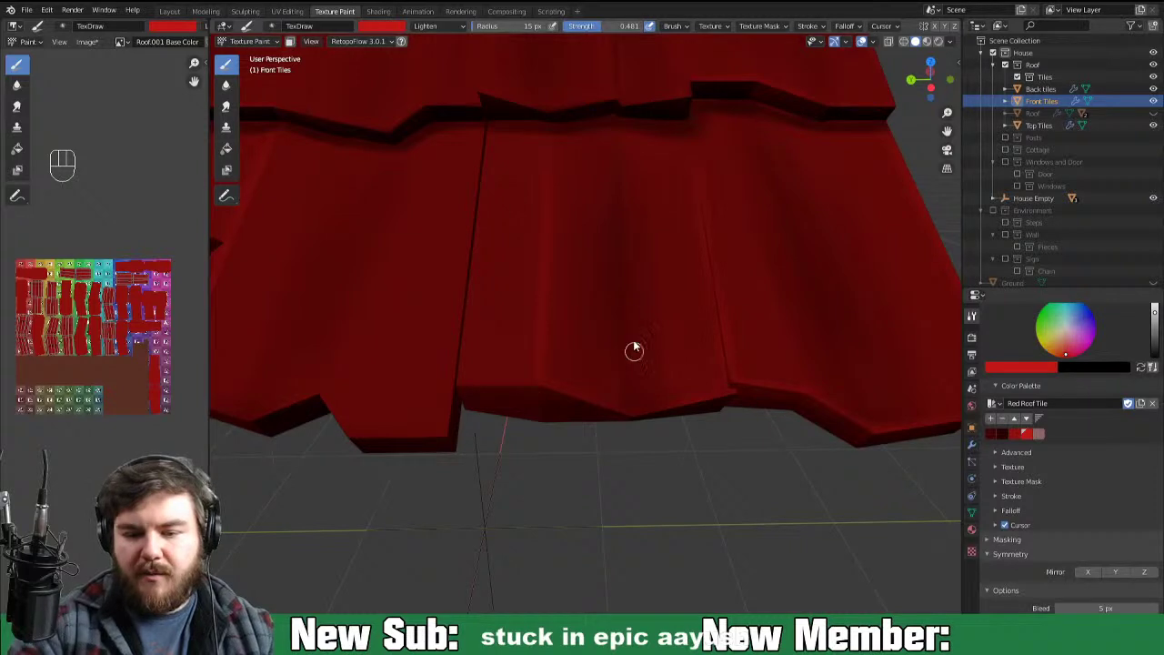
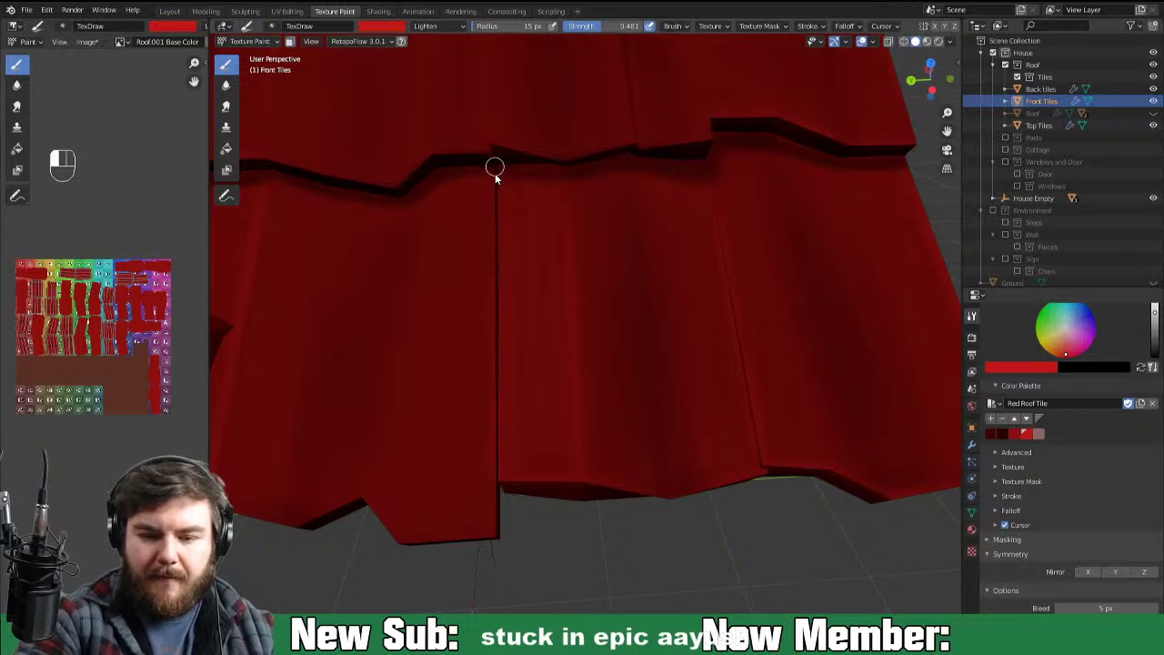
# Step: Paint light red highlights down the tile edges at the roof's lower corner
pyautogui.click(502, 252)
pyautogui.moveTo(499, 216); pyautogui.dragTo(499, 337)
pyautogui.moveTo(500, 284); pyautogui.dragTo(499, 314)
pyautogui.click(500, 419)
pyautogui.moveTo(500, 362); pyautogui.dragTo(500, 526)
pyautogui.moveTo(500, 494); pyautogui.dragTo(497, 546)
pyautogui.click(495, 562)
pyautogui.click(497, 580)
# Step: Streak lighter red along the lower edges of the bottom tile row
pyautogui.middleClick(600, 532)
pyautogui.click(693, 441)
pyautogui.moveTo(625, 460); pyautogui.dragTo(738, 426)
pyautogui.moveTo(650, 455); pyautogui.dragTo(622, 463)
pyautogui.click(720, 433)
pyautogui.click(632, 465)
pyautogui.click(584, 444)
pyautogui.moveTo(591, 445); pyautogui.dragTo(637, 471)
pyautogui.click(630, 463)
pyautogui.click(505, 462)
pyautogui.click(524, 453)
pyautogui.moveTo(496, 471); pyautogui.dragTo(598, 404)
# Step: Run vertical highlight strokes down the left column of front tiles
pyautogui.middleClick(534, 470)
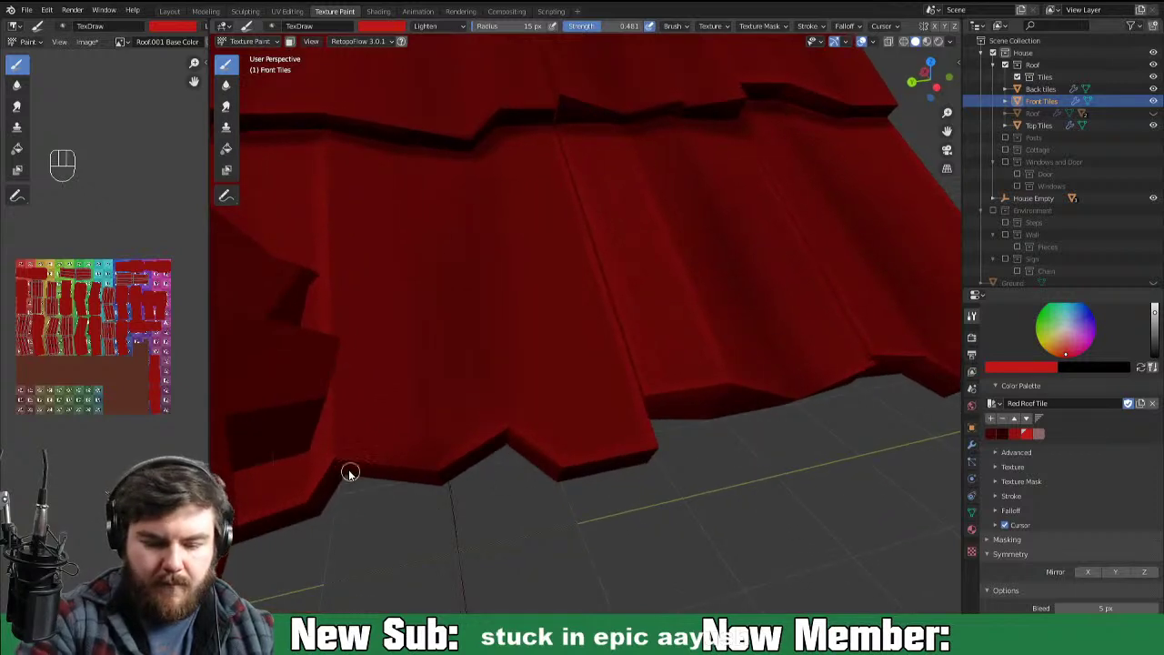
pyautogui.click(409, 470)
pyautogui.click(431, 477)
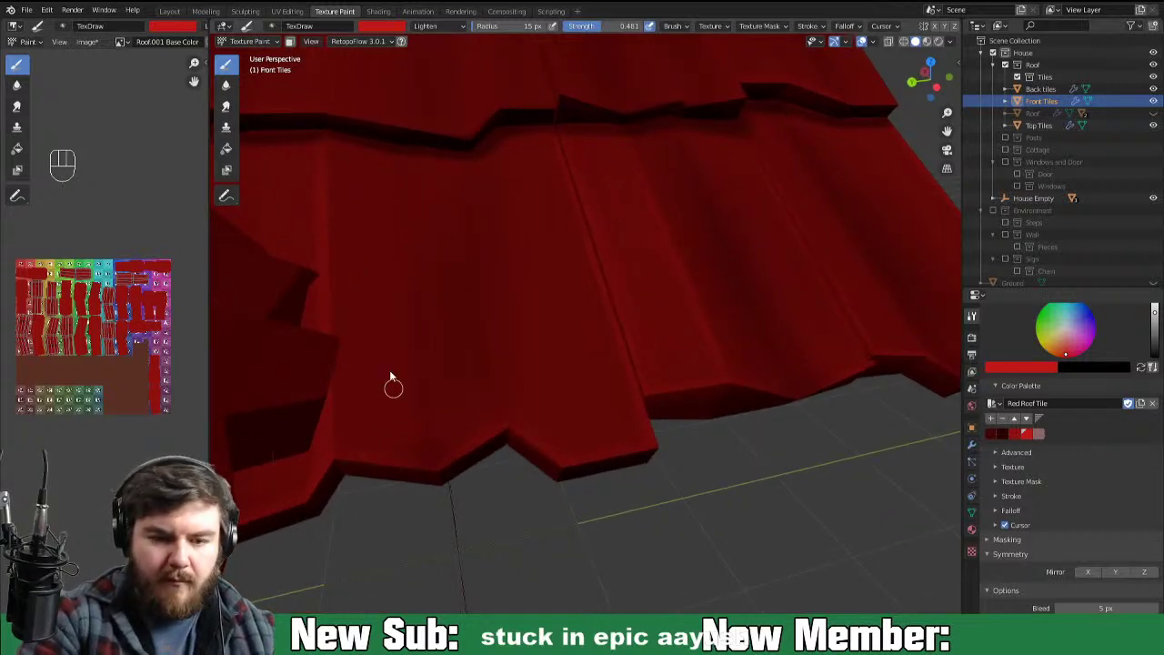
pyautogui.click(332, 251)
pyautogui.click(331, 170)
pyautogui.click(331, 249)
pyautogui.moveTo(330, 195); pyautogui.dragTo(331, 336)
pyautogui.click(334, 264)
pyautogui.moveTo(337, 328); pyautogui.dragTo(338, 394)
pyautogui.click(348, 434)
pyautogui.moveTo(339, 469); pyautogui.dragTo(337, 439)
pyautogui.moveTo(339, 440); pyautogui.dragTo(340, 318)
pyautogui.moveTo(338, 351); pyautogui.dragTo(347, 499)
pyautogui.moveTo(593, 426); pyautogui.dragTo(552, 466)
# Step: Lighten the edges of the middle tile rows with dabs and vertical strokes
pyautogui.press('ctrl+-')
pyautogui.press('ctrl+-')
pyautogui.moveTo(776, 465); pyautogui.dragTo(779, 452)
pyautogui.press('ctrl+=')
pyautogui.press('ctrl+=')
pyautogui.moveTo(732, 325); pyautogui.dragTo(711, 450)
pyautogui.click(575, 208)
pyautogui.click(574, 261)
pyautogui.click(574, 309)
pyautogui.click(571, 302)
pyautogui.moveTo(582, 166); pyautogui.dragTo(570, 329)
pyautogui.moveTo(578, 225); pyautogui.dragTo(570, 331)
pyautogui.moveTo(729, 222); pyautogui.dragTo(744, 263)
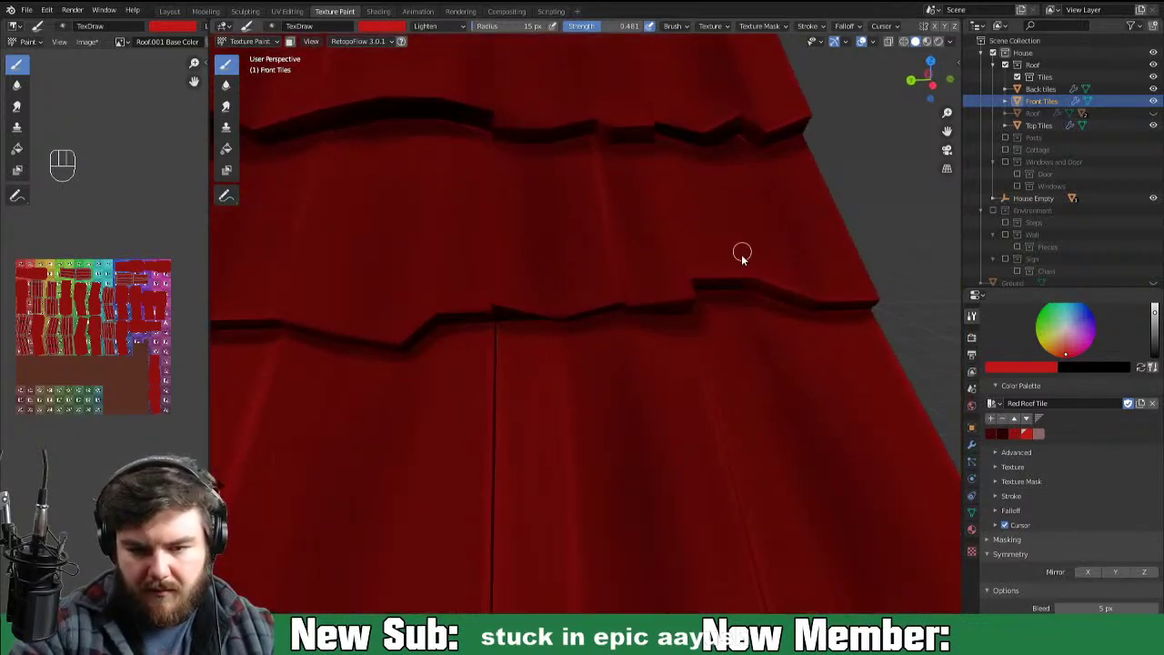
pyautogui.moveTo(499, 141); pyautogui.dragTo(501, 166)
pyautogui.moveTo(495, 205); pyautogui.dragTo(501, 152)
pyautogui.moveTo(499, 285); pyautogui.dragTo(500, 196)
pyautogui.moveTo(501, 291); pyautogui.dragTo(517, 320)
# Step: Dab light red accents across a single tile row up close
pyautogui.press('ctrl+=')
pyautogui.click(633, 295)
pyautogui.click(634, 295)
pyautogui.moveTo(636, 290); pyautogui.dragTo(572, 311)
pyautogui.click(590, 305)
pyautogui.click(633, 290)
pyautogui.click(554, 325)
pyautogui.click(728, 283)
pyautogui.click(668, 299)
# Step: Paint diagonal lighter streaks across the next row of front tiles
pyautogui.moveTo(683, 292); pyautogui.dragTo(641, 303)
pyautogui.moveTo(718, 290); pyautogui.dragTo(746, 294)
pyautogui.moveTo(767, 306); pyautogui.dragTo(705, 331)
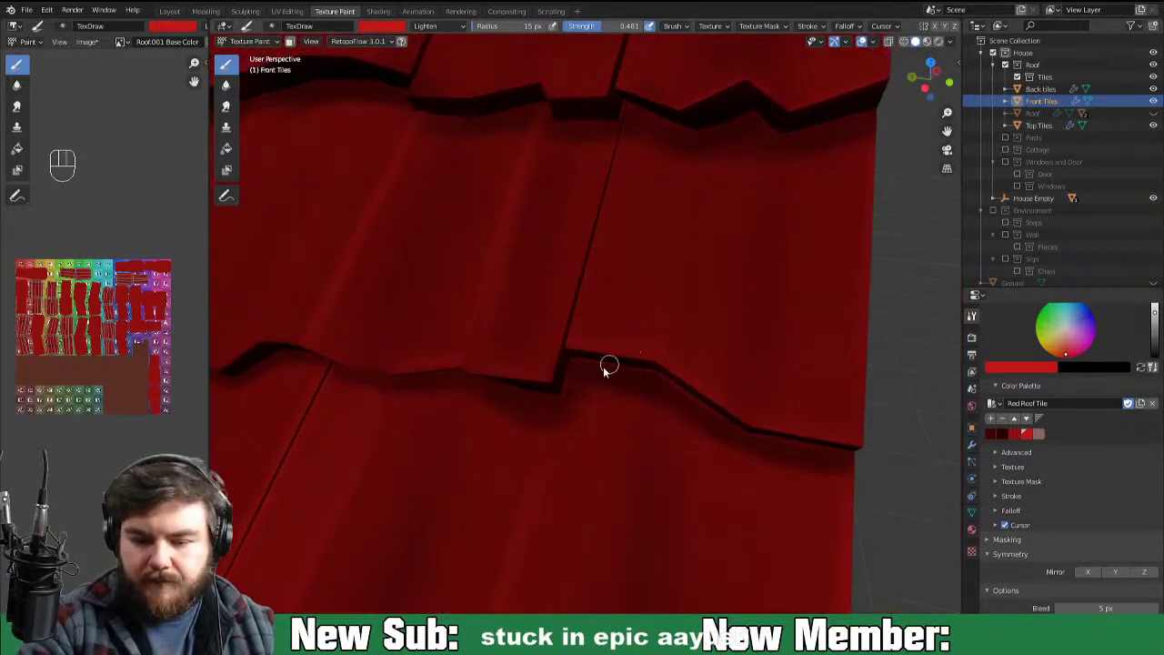
pyautogui.moveTo(550, 368); pyautogui.dragTo(580, 274)
pyautogui.click(545, 380)
pyautogui.click(576, 283)
pyautogui.moveTo(579, 291); pyautogui.dragTo(551, 382)
pyautogui.moveTo(569, 321); pyautogui.dragTo(604, 182)
pyautogui.moveTo(586, 250); pyautogui.dragTo(621, 132)
pyautogui.click(584, 254)
pyautogui.moveTo(583, 244); pyautogui.dragTo(565, 304)
pyautogui.click(543, 372)
pyautogui.moveTo(587, 168); pyautogui.dragTo(529, 364)
pyautogui.click(584, 163)
pyautogui.click(530, 328)
pyautogui.click(572, 272)
pyautogui.moveTo(569, 283); pyautogui.dragTo(546, 368)
pyautogui.moveTo(538, 321); pyautogui.dragTo(510, 363)
# Step: From a closer view, highlight the lower edges of the central tiles
pyautogui.middleClick(521, 357)
pyautogui.moveTo(496, 279); pyautogui.dragTo(517, 194)
pyautogui.moveTo(507, 239); pyautogui.dragTo(476, 439)
pyautogui.moveTo(493, 359); pyautogui.dragTo(534, 192)
pyautogui.click(504, 381)
pyautogui.moveTo(520, 282); pyautogui.dragTo(494, 448)
pyautogui.moveTo(501, 402); pyautogui.dragTo(497, 460)
pyautogui.moveTo(515, 334); pyautogui.dragTo(508, 415)
pyautogui.click(506, 426)
pyautogui.click(503, 449)
pyautogui.moveTo(534, 419); pyautogui.dragTo(563, 431)
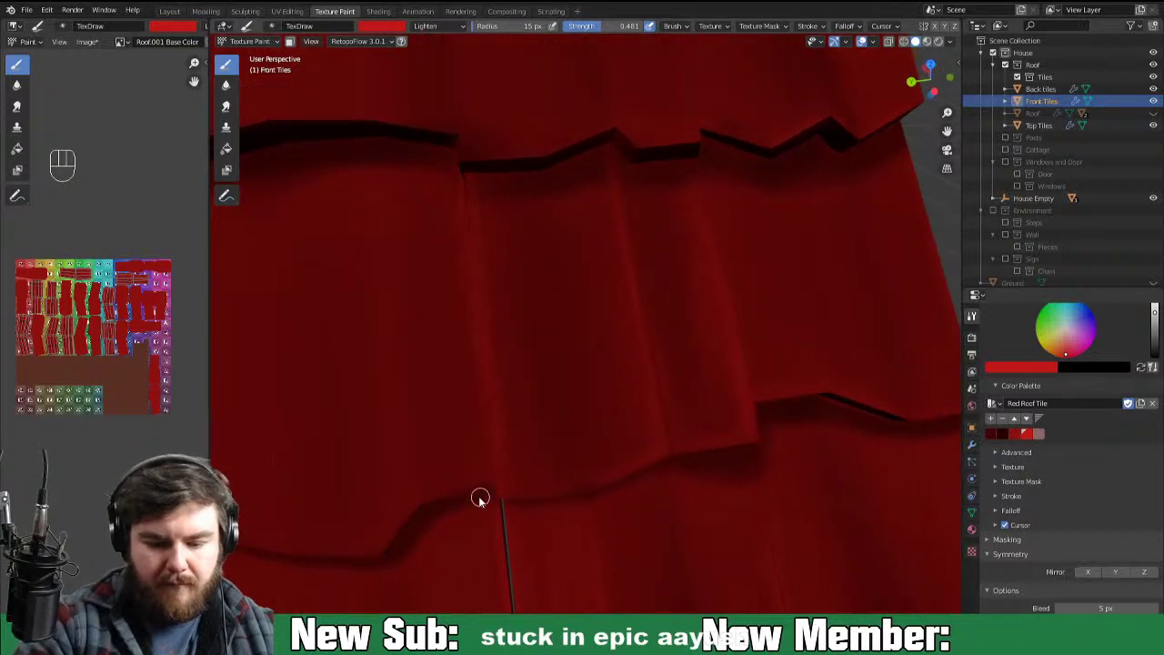
# Step: Brush light red streaks along the tile edges left of centre
pyautogui.middleClick(489, 467)
pyautogui.moveTo(386, 427); pyautogui.dragTo(431, 375)
pyautogui.moveTo(380, 432); pyautogui.dragTo(431, 379)
pyautogui.moveTo(411, 390); pyautogui.dragTo(499, 366)
pyautogui.click(459, 374)
pyautogui.moveTo(445, 382); pyautogui.dragTo(521, 357)
pyautogui.moveTo(485, 240); pyautogui.dragTo(498, 363)
pyautogui.click(500, 371)
pyautogui.click(498, 354)
# Step: Scatter lighter red dabs and short strokes over the upper and lower front tiles
pyautogui.moveTo(477, 140); pyautogui.dragTo(488, 270)
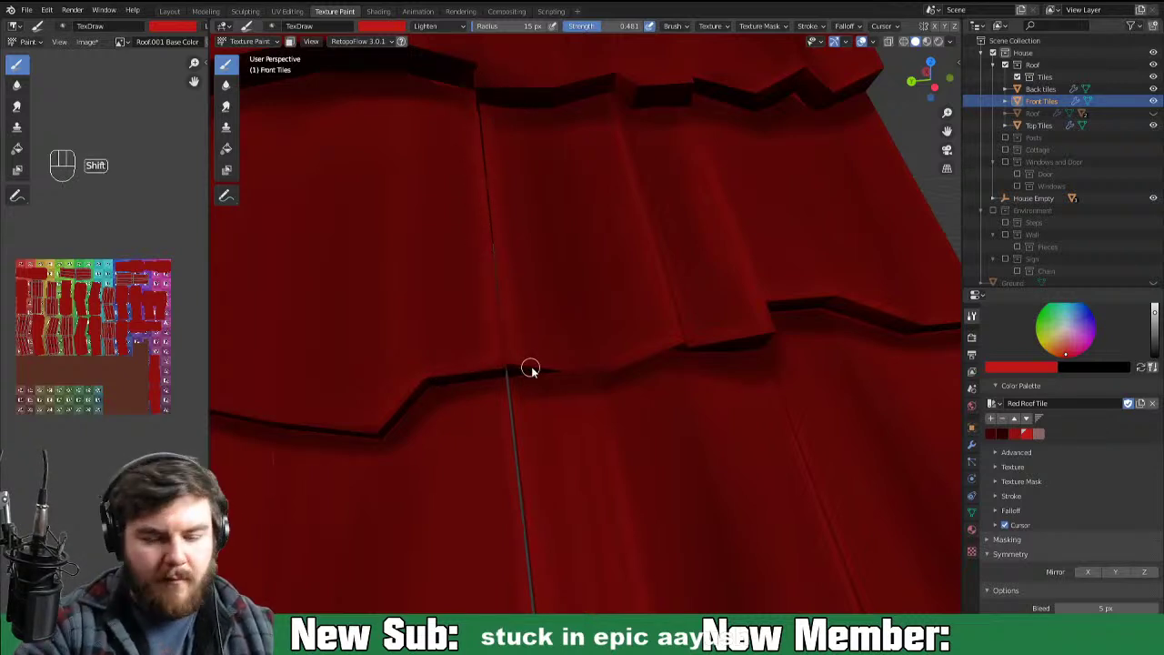
pyautogui.moveTo(597, 371); pyautogui.dragTo(696, 367)
pyautogui.moveTo(492, 372); pyautogui.dragTo(485, 293)
pyautogui.moveTo(464, 142); pyautogui.dragTo(463, 173)
pyautogui.click(473, 168)
pyautogui.click(468, 128)
pyautogui.click(479, 290)
pyautogui.click(478, 202)
pyautogui.click(481, 259)
pyautogui.click(497, 382)
pyautogui.moveTo(478, 232); pyautogui.dragTo(478, 176)
pyautogui.click(494, 334)
pyautogui.click(494, 365)
pyautogui.click(549, 385)
pyautogui.click(550, 392)
pyautogui.moveTo(580, 404); pyautogui.dragTo(644, 401)
pyautogui.moveTo(540, 387); pyautogui.dragTo(672, 411)
pyautogui.click(667, 410)
pyautogui.click(702, 405)
pyautogui.click(564, 399)
# Step: Lighten the right-hand tiles with long diagonal strokes and edge dabs
pyautogui.press('ctrl+-')
pyautogui.press('ctrl+-')
pyautogui.press('ctrl+-')
pyautogui.moveTo(827, 449); pyautogui.dragTo(775, 462)
pyautogui.press('ctrl+=')
pyautogui.press('ctrl+=')
pyautogui.moveTo(732, 463); pyautogui.dragTo(693, 485)
pyautogui.moveTo(754, 449); pyautogui.dragTo(745, 461)
pyautogui.moveTo(669, 227); pyautogui.dragTo(627, 383)
pyautogui.click(623, 384)
pyautogui.click(654, 311)
pyautogui.click(681, 216)
pyautogui.moveTo(677, 236); pyautogui.dragTo(621, 423)
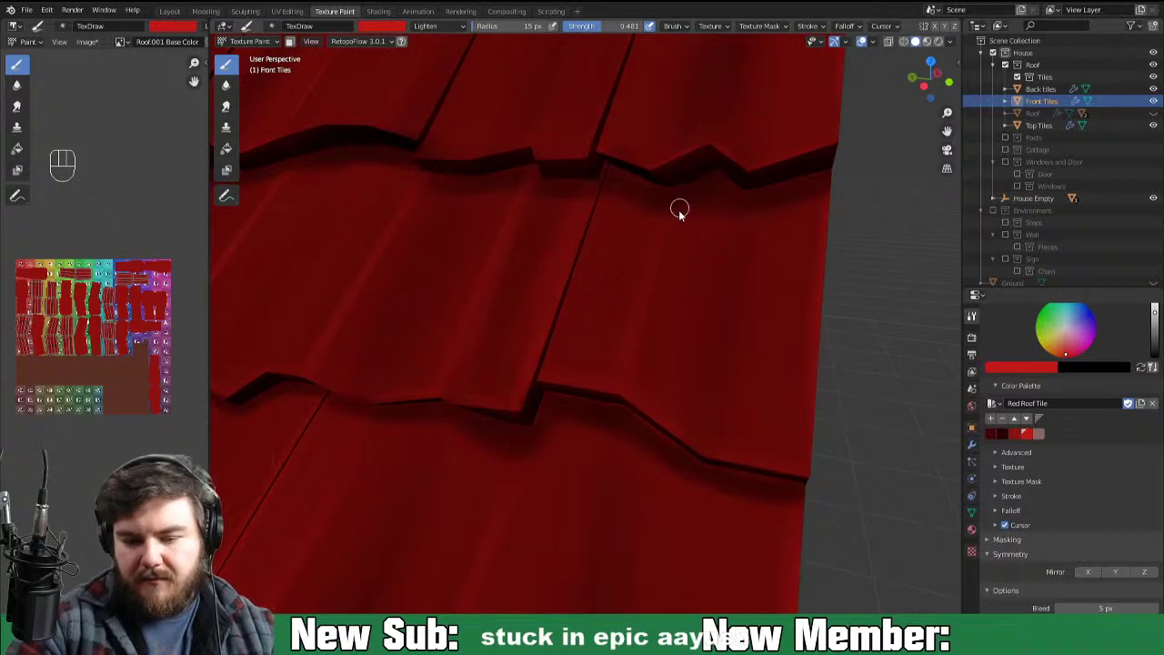
pyautogui.click(634, 384)
pyautogui.click(622, 351)
pyautogui.click(639, 245)
# Step: Layer repeated diagonal light red streaks down the right side of the roof
pyautogui.moveTo(641, 240); pyautogui.dragTo(587, 395)
pyautogui.click(627, 249)
pyautogui.moveTo(633, 234); pyautogui.dragTo(582, 385)
pyautogui.click(610, 241)
pyautogui.moveTo(602, 214); pyautogui.dragTo(554, 402)
pyautogui.moveTo(622, 241); pyautogui.dragTo(587, 397)
pyautogui.moveTo(625, 273); pyautogui.dragTo(597, 396)
pyautogui.moveTo(661, 212); pyautogui.dragTo(614, 381)
pyautogui.click(621, 298)
pyautogui.click(589, 255)
pyautogui.moveTo(577, 409); pyautogui.dragTo(599, 341)
pyautogui.moveTo(622, 307); pyautogui.dragTo(620, 420)
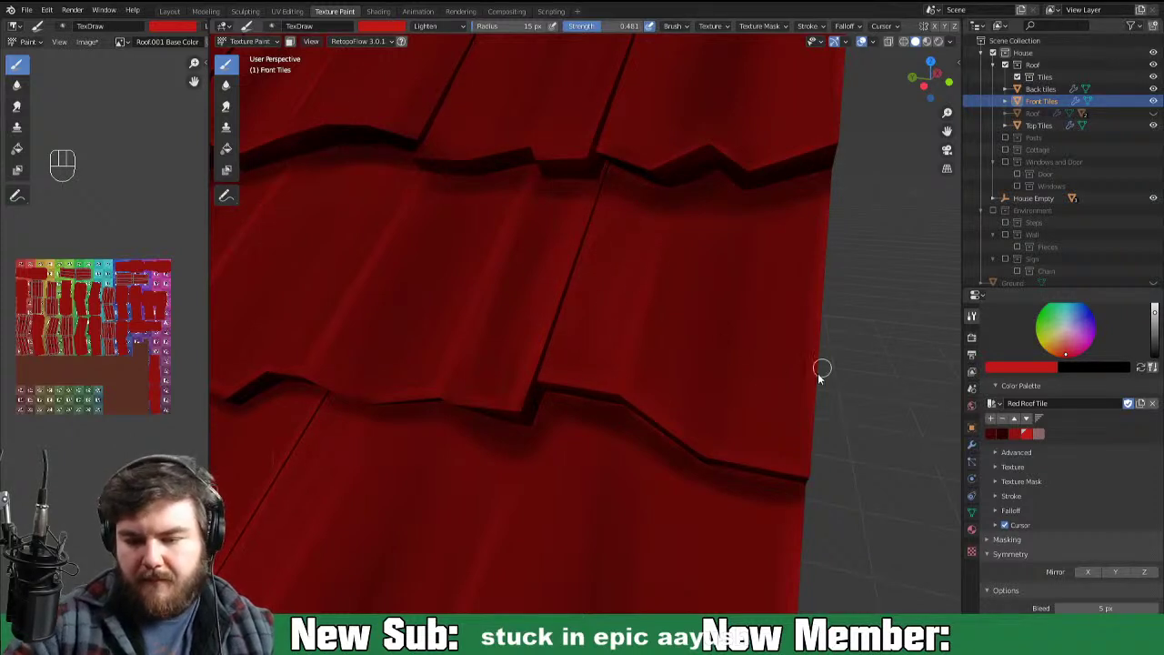
pyautogui.moveTo(788, 246); pyautogui.dragTo(750, 448)
pyautogui.moveTo(791, 372); pyautogui.dragTo(779, 466)
pyautogui.click(808, 346)
pyautogui.moveTo(811, 253); pyautogui.dragTo(765, 481)
pyautogui.moveTo(798, 218); pyautogui.dragTo(764, 517)
# Step: Finish with light red touch-ups on the far-right tiles, checking the roof up close
pyautogui.press('ctrl+-')
pyautogui.press('ctrl+-')
pyautogui.moveTo(823, 474); pyautogui.dragTo(762, 470)
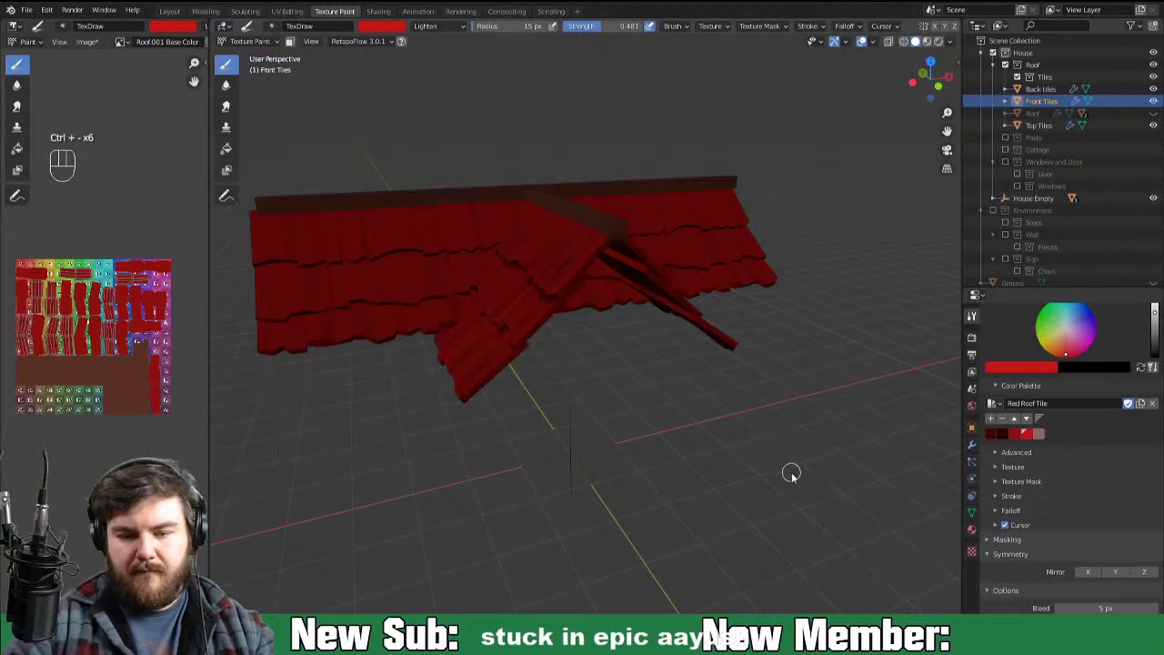
pyautogui.moveTo(786, 494); pyautogui.dragTo(840, 494)
pyautogui.press('ctrl+=')
pyautogui.press('ctrl+=')
pyautogui.press('ctrl+=')
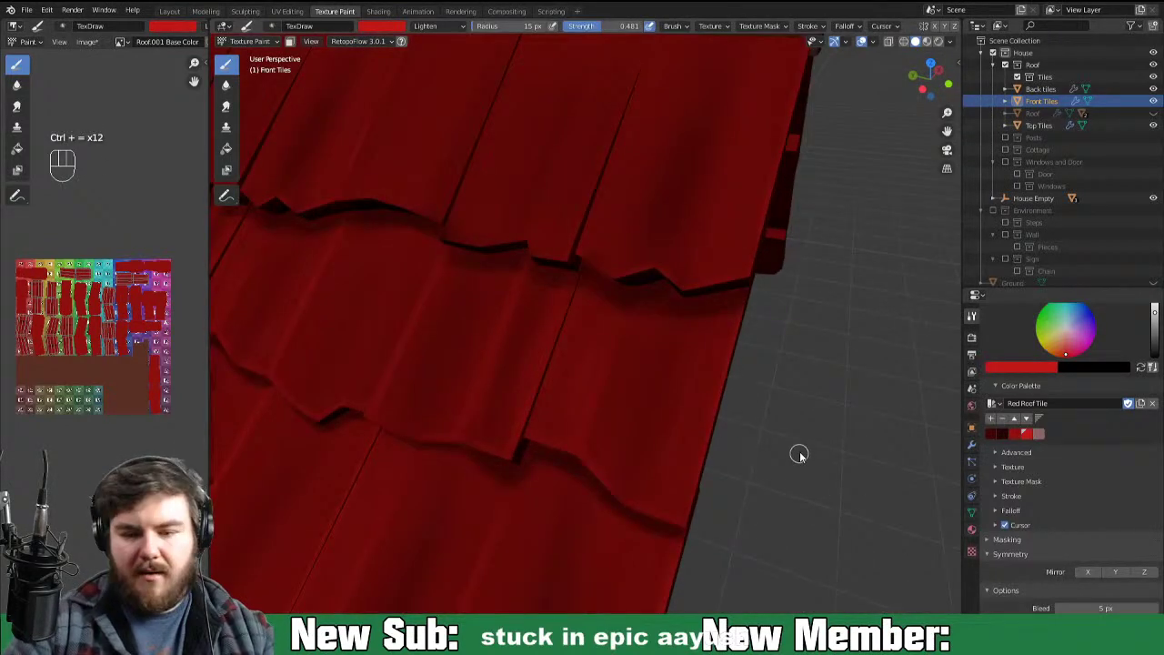
pyautogui.press('space')
pyautogui.moveTo(829, 463); pyautogui.dragTo(827, 483)
pyautogui.press('space')
pyautogui.middleClick(839, 475)
pyautogui.press('ctrl+=')
pyautogui.press('ctrl+=')
pyautogui.moveTo(772, 390); pyautogui.dragTo(780, 322)
pyautogui.click(788, 367)
pyautogui.click(784, 254)
pyautogui.click(776, 396)
pyautogui.moveTo(763, 390); pyautogui.dragTo(731, 418)
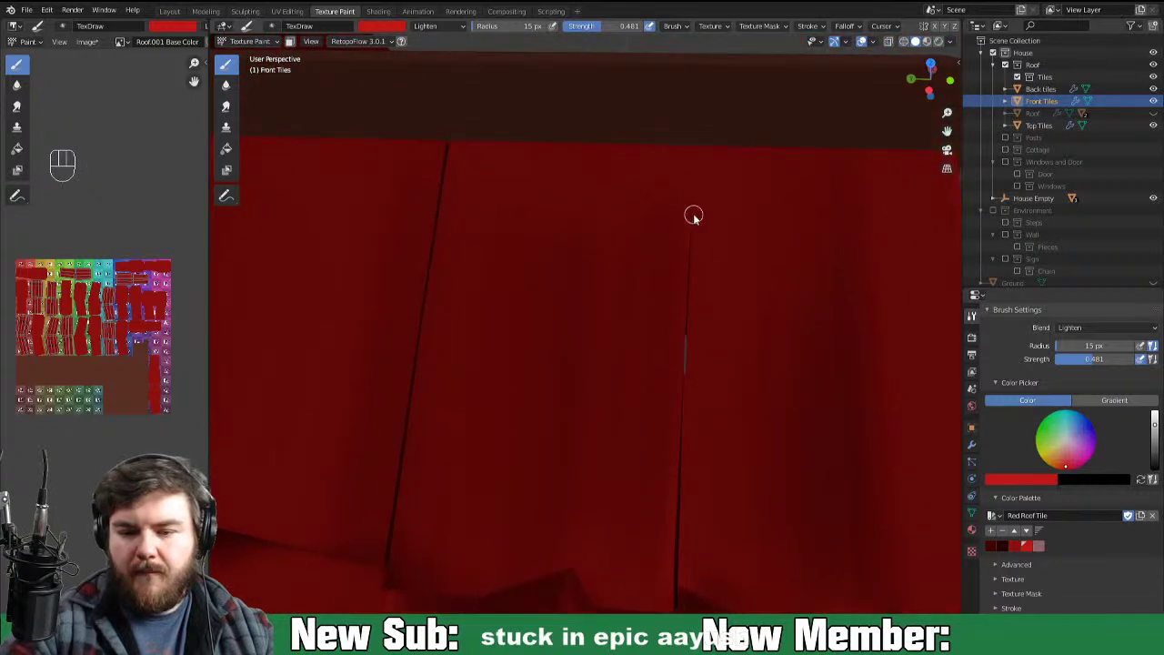
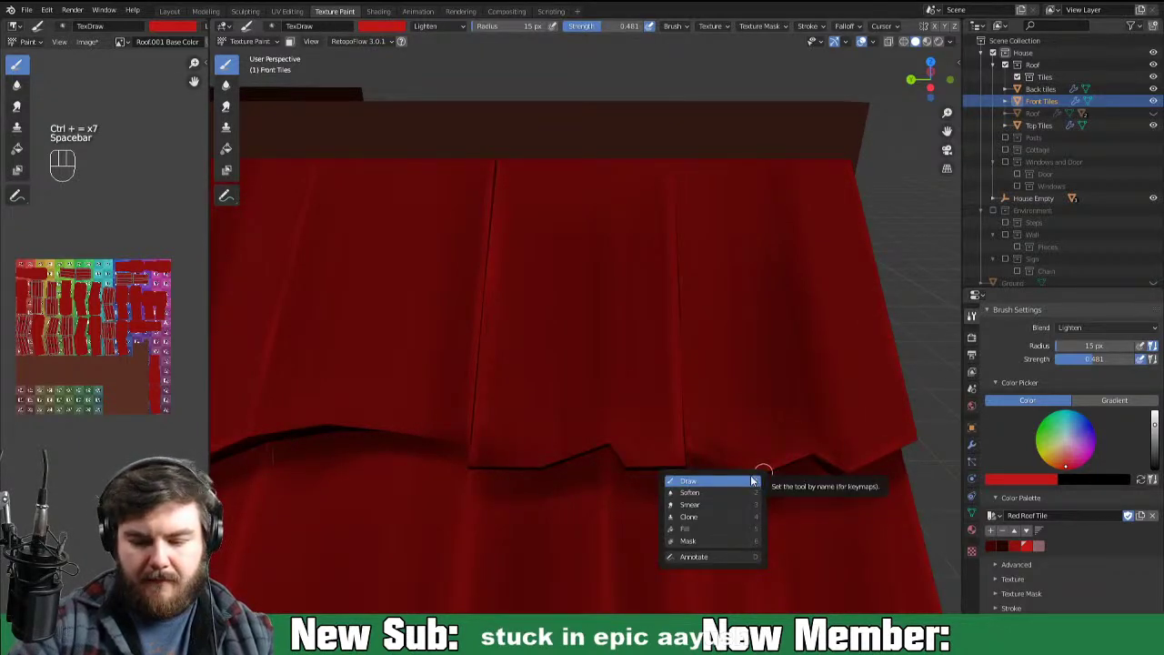
# Step: Paint lighter streaks and dabs across the lower rows of the front roof tiles
pyautogui.moveTo(801, 462); pyautogui.dragTo(892, 454)
pyautogui.moveTo(587, 384); pyautogui.dragTo(543, 389)
pyautogui.click(624, 385)
pyautogui.click(656, 388)
pyautogui.moveTo(597, 375); pyautogui.dragTo(611, 391)
pyautogui.moveTo(582, 381); pyautogui.dragTo(706, 399)
pyautogui.click(666, 396)
pyautogui.click(591, 319)
pyautogui.moveTo(592, 347); pyautogui.dragTo(589, 403)
pyautogui.click(592, 256)
pyautogui.click(598, 365)
pyautogui.click(611, 309)
pyautogui.click(648, 383)
pyautogui.click(647, 190)
pyautogui.click(652, 347)
# Step: Extend the light streaks up the higher front tiles with long vertical Lighten strokes
pyautogui.moveTo(642, 392); pyautogui.dragTo(636, 189)
pyautogui.click(608, 393)
pyautogui.click(600, 264)
pyautogui.moveTo(605, 368); pyautogui.dragTo(602, 319)
pyautogui.moveTo(628, 195); pyautogui.dragTo(629, 203)
pyautogui.moveTo(621, 297); pyautogui.dragTo(634, 290)
pyautogui.click(640, 368)
pyautogui.moveTo(606, 277); pyautogui.dragTo(613, 357)
pyautogui.doubleClick(648, 199)
pyautogui.moveTo(643, 149); pyautogui.dragTo(619, 276)
pyautogui.click(611, 245)
pyautogui.click(634, 320)
pyautogui.moveTo(638, 194); pyautogui.dragTo(640, 356)
pyautogui.doubleClick(605, 324)
pyautogui.press('ctrl+-')
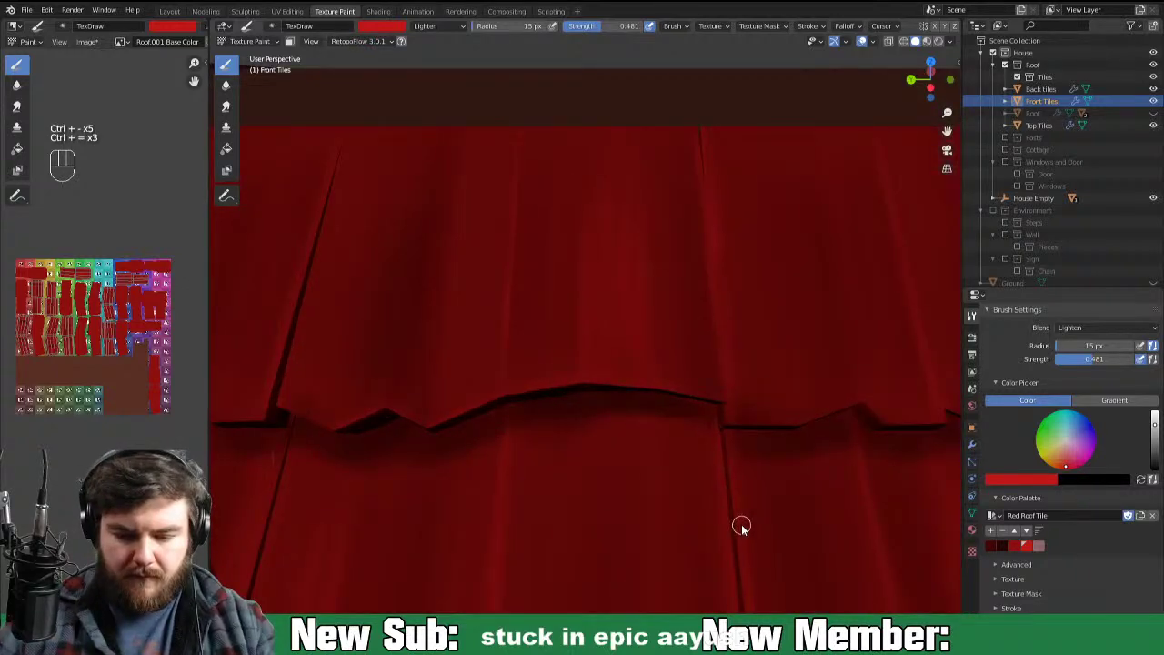
pyautogui.press('ctrl+=')
pyautogui.moveTo(729, 473); pyautogui.dragTo(580, 416)
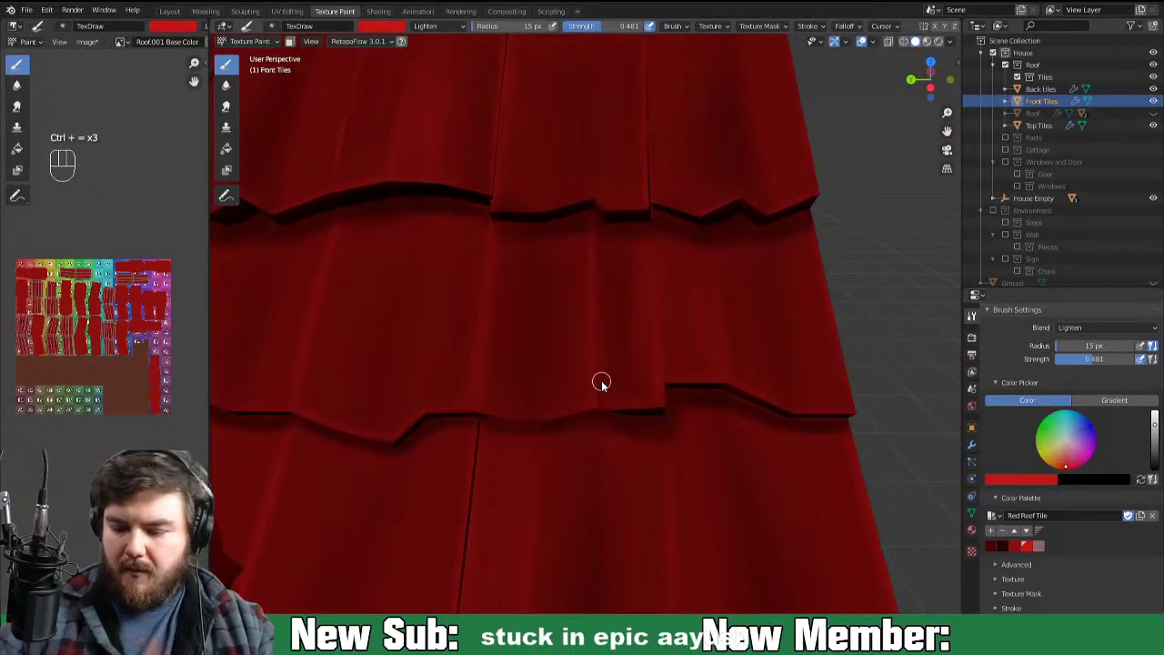
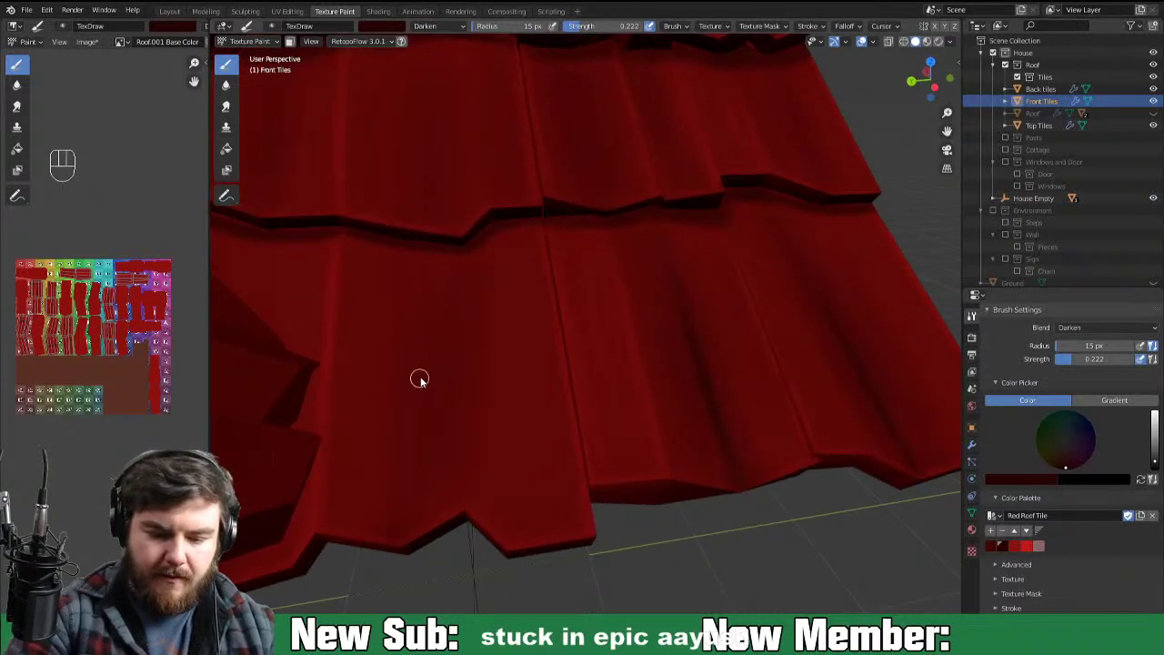
# Step: Paint dark red Darken shading into the seams along the left edge of the front tiles
pyautogui.moveTo(464, 315); pyautogui.dragTo(455, 432)
pyautogui.click(470, 327)
pyautogui.moveTo(464, 531); pyautogui.dragTo(463, 524)
pyautogui.click(465, 527)
pyautogui.click(462, 533)
pyautogui.click(457, 491)
pyautogui.click(453, 548)
pyautogui.moveTo(462, 501); pyautogui.dragTo(468, 552)
pyautogui.press('ctrl+-')
pyautogui.press('ctrl+-')
pyautogui.middleClick(821, 454)
pyautogui.press('ctrl+=')
# Step: Darken the overlaps and gaps across the middle front tiles with dark red strokes
pyautogui.moveTo(802, 292); pyautogui.dragTo(740, 469)
pyautogui.moveTo(616, 254); pyautogui.dragTo(603, 302)
pyautogui.click(601, 382)
pyautogui.moveTo(611, 252); pyautogui.dragTo(594, 372)
pyautogui.moveTo(625, 206); pyautogui.dragTo(591, 399)
pyautogui.moveTo(597, 365); pyautogui.dragTo(595, 412)
pyautogui.click(616, 251)
pyautogui.click(600, 363)
pyautogui.click(607, 280)
pyautogui.moveTo(616, 250); pyautogui.dragTo(599, 376)
pyautogui.middleClick(654, 416)
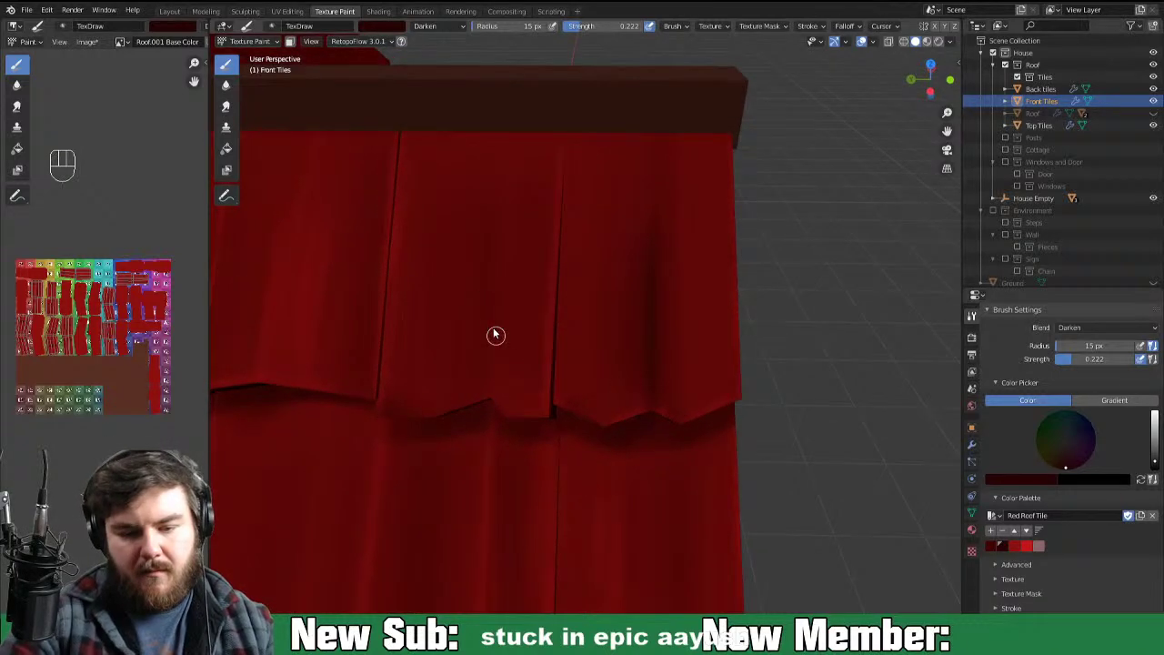
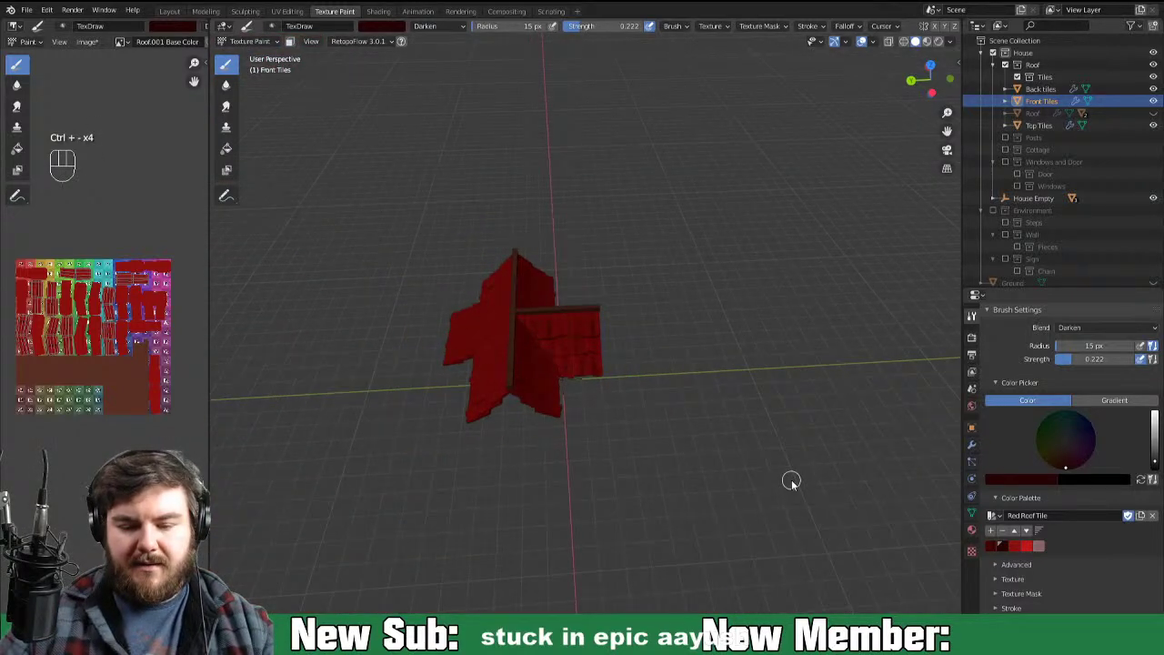
# Step: Select Top Tiles in the Outliner as the painted object while orbiting around the roof
pyautogui.press('ctrl+-')
pyautogui.moveTo(735, 474); pyautogui.dragTo(596, 472)
pyautogui.click(929, 47)
pyautogui.moveTo(667, 462); pyautogui.dragTo(711, 460)
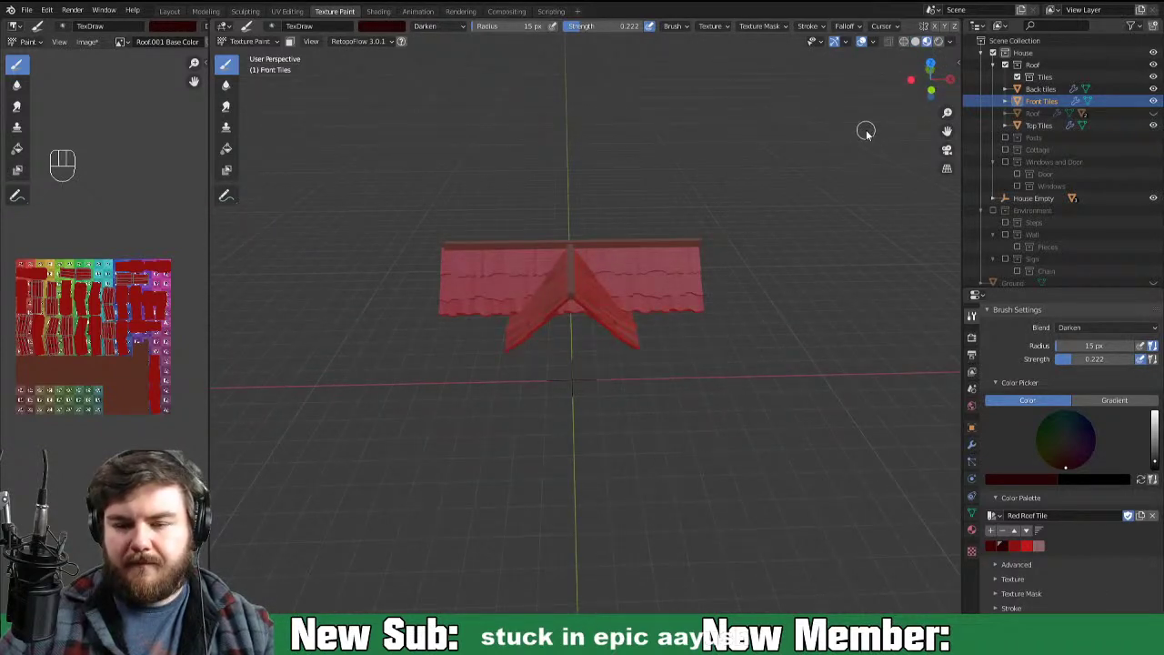
pyautogui.moveTo(752, 253); pyautogui.dragTo(714, 271)
pyautogui.moveTo(738, 292); pyautogui.dragTo(697, 293)
pyautogui.moveTo(703, 315); pyautogui.dragTo(701, 340)
pyautogui.moveTo(698, 380); pyautogui.dragTo(581, 438)
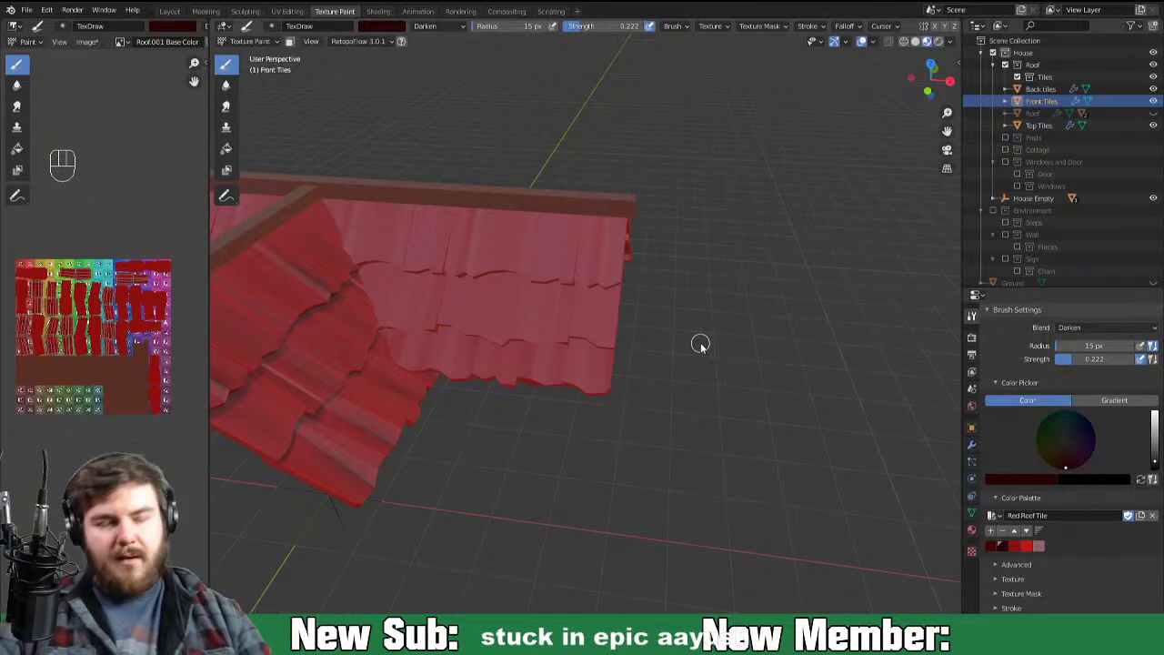
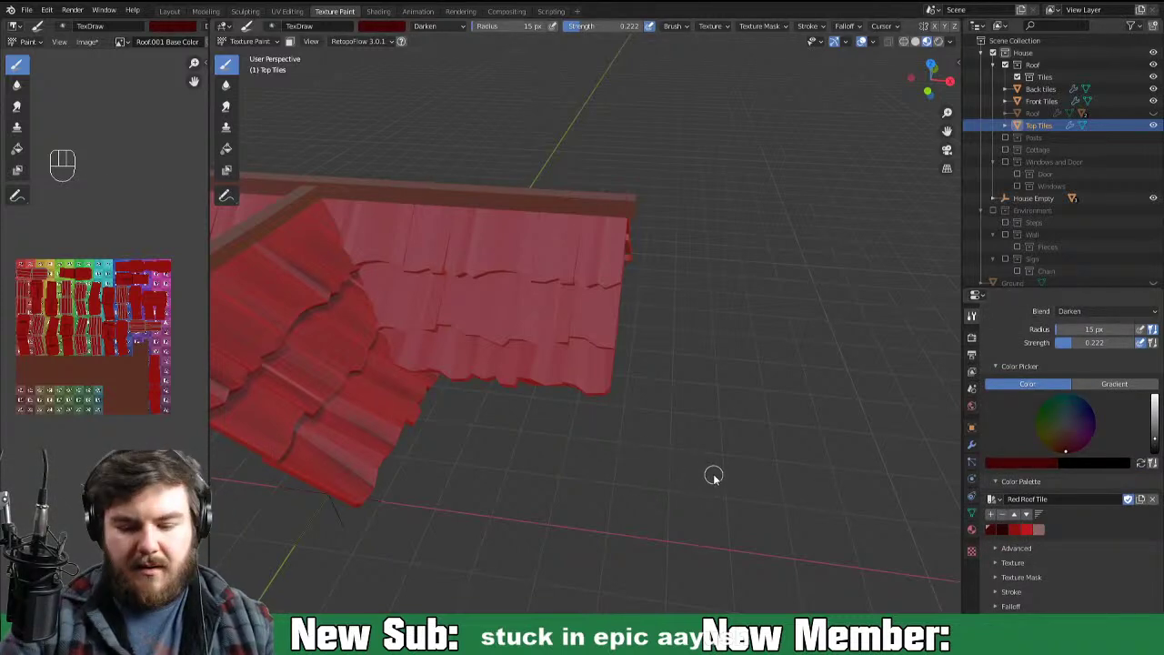
# Step: Widen the brush to 58 px, switch blend to Mix, and lay first dark red strokes on Top Tiles
pyautogui.press('f')
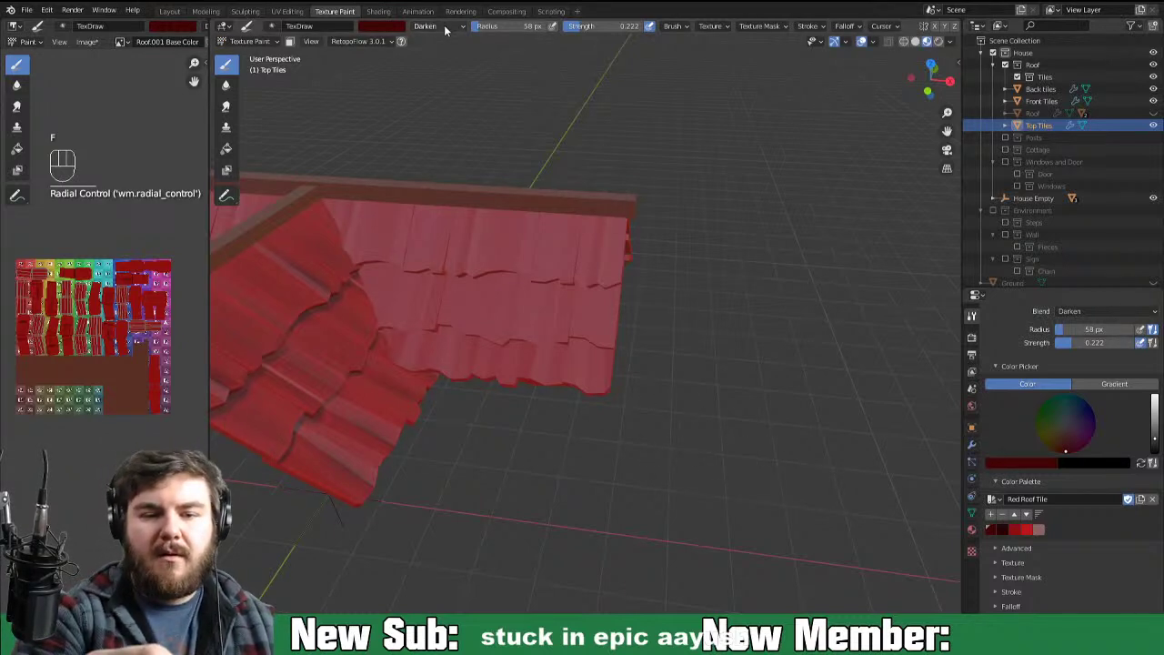
pyautogui.middleClick(578, 340)
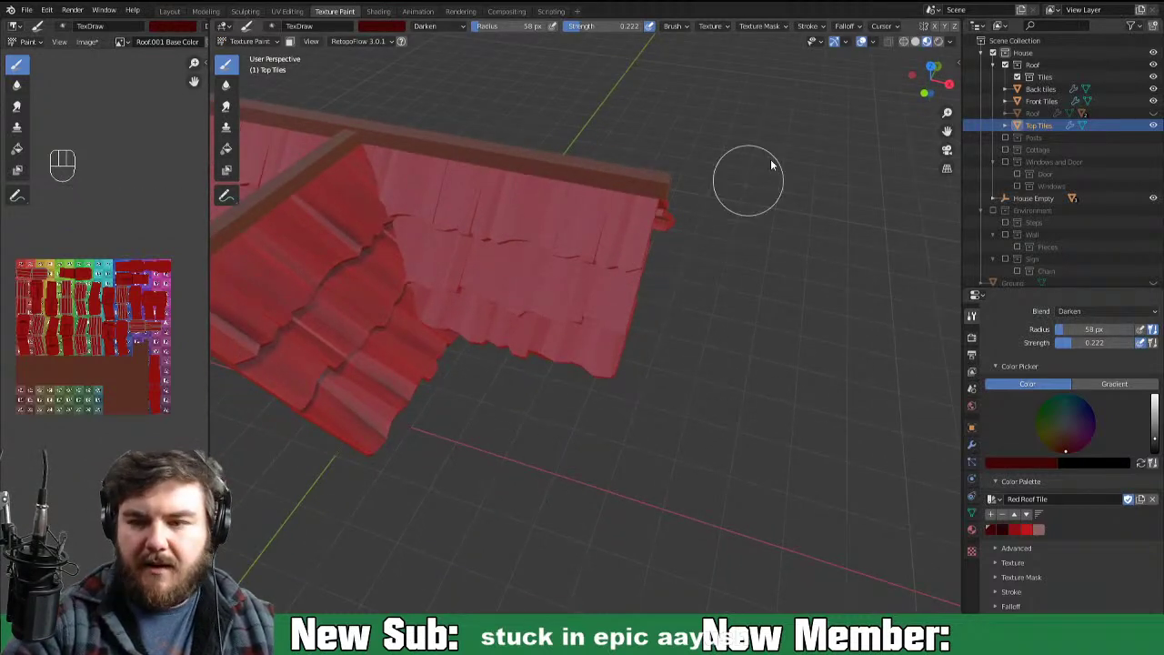
pyautogui.moveTo(627, 290); pyautogui.dragTo(635, 262)
pyautogui.click(616, 319)
pyautogui.click(566, 350)
pyautogui.click(579, 248)
pyautogui.moveTo(551, 221); pyautogui.dragTo(505, 362)
pyautogui.moveTo(512, 316); pyautogui.dragTo(531, 216)
pyautogui.moveTo(518, 355); pyautogui.dragTo(554, 270)
pyautogui.click(574, 343)
pyautogui.click(620, 347)
# Step: Cover the upper rows of the top roof tiles with broad dark red shading
pyautogui.middleClick(753, 491)
pyautogui.press('ctrl+=')
pyautogui.press('ctrl+=')
pyautogui.moveTo(455, 32); pyautogui.dragTo(463, 50)
pyautogui.moveTo(548, 419); pyautogui.dragTo(580, 297)
pyautogui.moveTo(524, 348); pyautogui.dragTo(488, 426)
pyautogui.moveTo(513, 275); pyautogui.dragTo(531, 228)
pyautogui.moveTo(494, 285); pyautogui.dragTo(510, 214)
pyautogui.moveTo(476, 290); pyautogui.dragTo(503, 185)
pyautogui.moveTo(492, 194); pyautogui.dragTo(464, 272)
pyautogui.click(481, 281)
# Step: Fill the lower and outer top tiles with more dark red dabs and strokes
pyautogui.moveTo(551, 192); pyautogui.dragTo(544, 249)
pyautogui.click(583, 213)
pyautogui.moveTo(491, 419); pyautogui.dragTo(467, 445)
pyautogui.click(465, 407)
pyautogui.click(433, 435)
pyautogui.moveTo(520, 456); pyautogui.dragTo(505, 416)
pyautogui.moveTo(472, 452); pyautogui.dragTo(464, 436)
pyautogui.click(440, 454)
pyautogui.click(426, 350)
pyautogui.click(582, 400)
pyautogui.click(611, 338)
pyautogui.moveTo(575, 464); pyautogui.dragTo(567, 519)
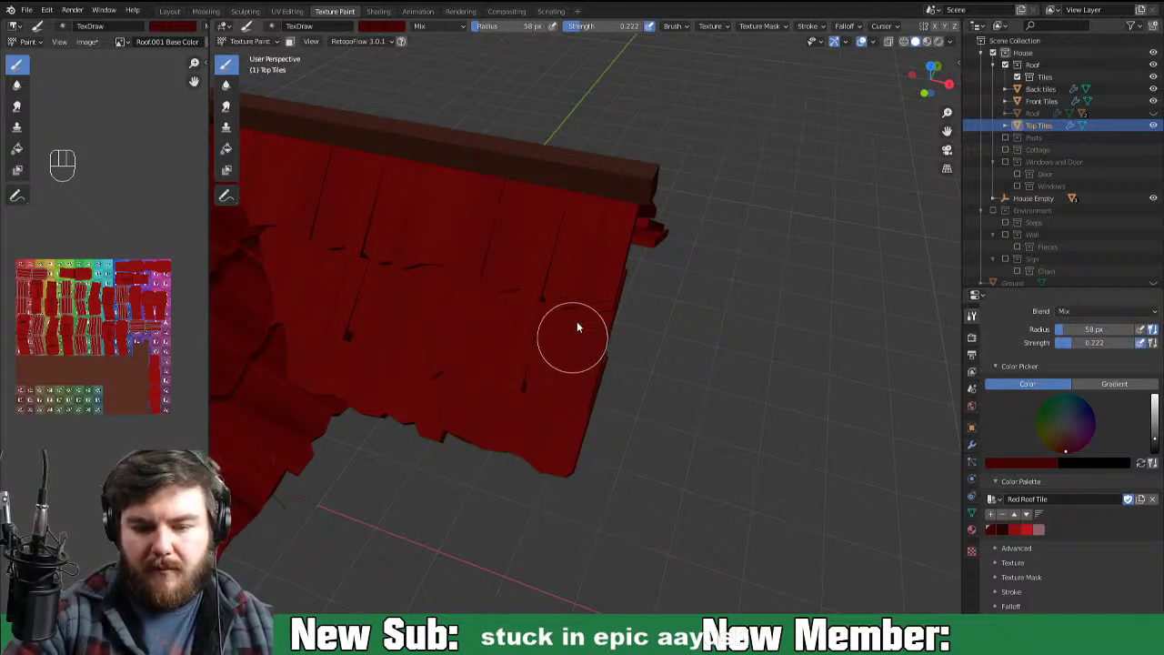
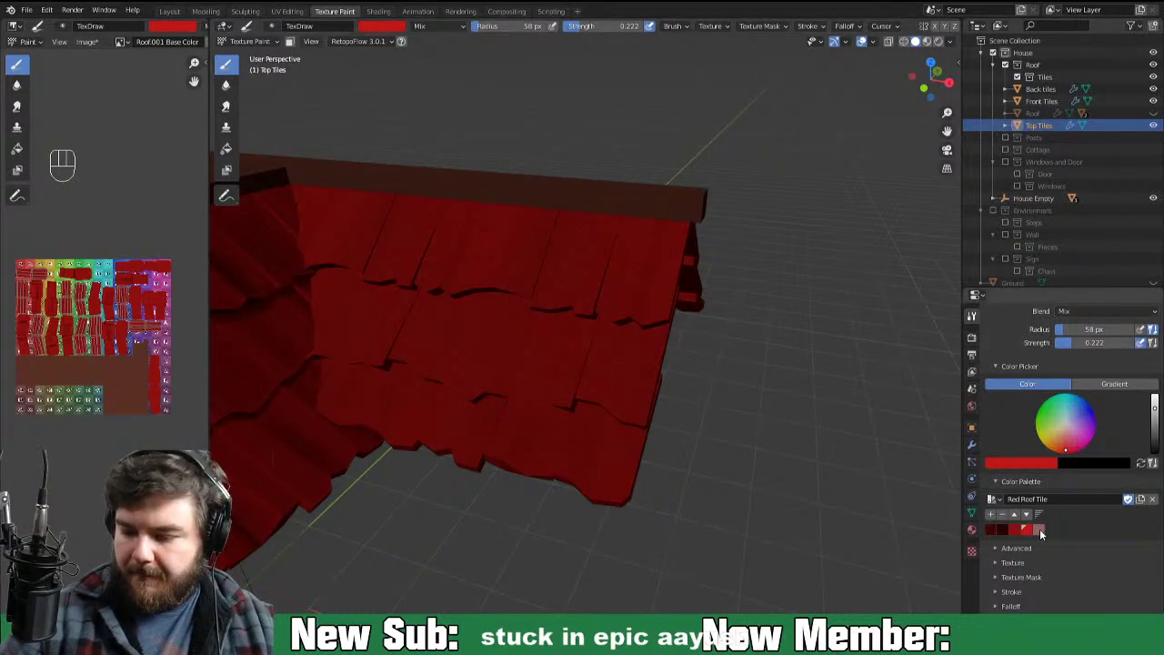
# Step: Pick the light red from the Red Roof Tile palette and streak it over the lower top tiles
pyautogui.click(648, 444)
pyautogui.moveTo(638, 375); pyautogui.dragTo(661, 330)
pyautogui.click(621, 427)
pyautogui.moveTo(588, 457); pyautogui.dragTo(651, 346)
pyautogui.moveTo(602, 454); pyautogui.dragTo(643, 362)
pyautogui.moveTo(599, 449); pyautogui.dragTo(604, 405)
pyautogui.moveTo(639, 326); pyautogui.dragTo(573, 432)
pyautogui.moveTo(539, 472); pyautogui.dragTo(531, 456)
pyautogui.moveTo(510, 458); pyautogui.dragTo(521, 413)
pyautogui.moveTo(496, 462); pyautogui.dragTo(500, 411)
pyautogui.click(466, 466)
pyautogui.moveTo(444, 441); pyautogui.dragTo(442, 408)
# Step: Paint long pinkish light red streaks diagonally across the middle top tiles
pyautogui.moveTo(480, 307); pyautogui.dragTo(411, 548)
pyautogui.moveTo(535, 326); pyautogui.dragTo(461, 443)
pyautogui.click(504, 329)
pyautogui.moveTo(455, 346); pyautogui.dragTo(405, 558)
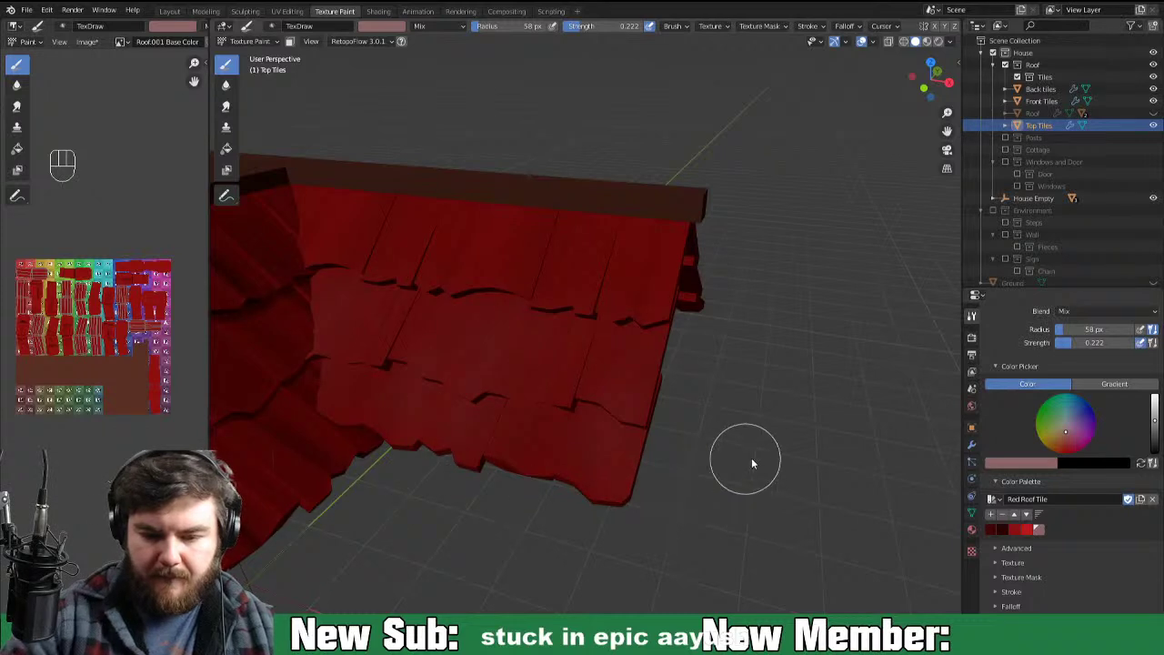
pyautogui.moveTo(772, 434); pyautogui.dragTo(742, 482)
pyautogui.click(630, 351)
pyautogui.click(626, 414)
pyautogui.click(644, 295)
pyautogui.moveTo(656, 217); pyautogui.dragTo(614, 304)
# Step: Dab light red onto the upper top tiles, then view the roof from further out
pyautogui.click(468, 259)
pyautogui.click(471, 221)
pyautogui.moveTo(448, 271); pyautogui.dragTo(446, 268)
pyautogui.moveTo(461, 254); pyautogui.dragTo(473, 296)
pyautogui.press('ctrl+-')
pyautogui.press('ctrl+-')
pyautogui.press('ctrl+-')
pyautogui.moveTo(605, 428); pyautogui.dragTo(830, 520)
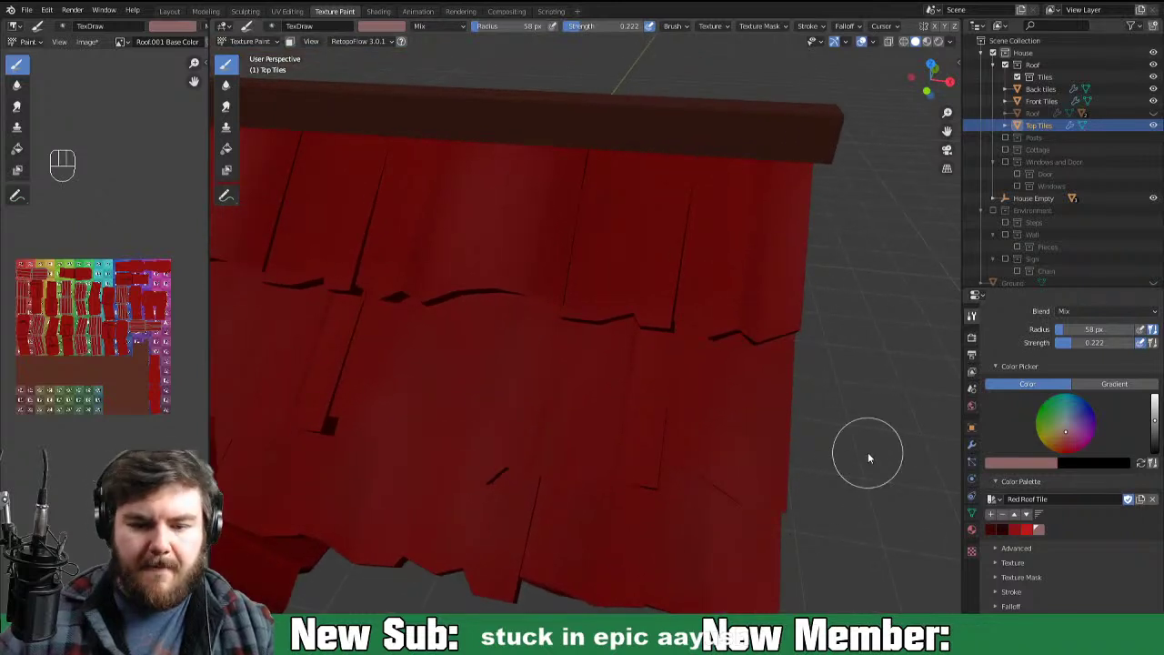
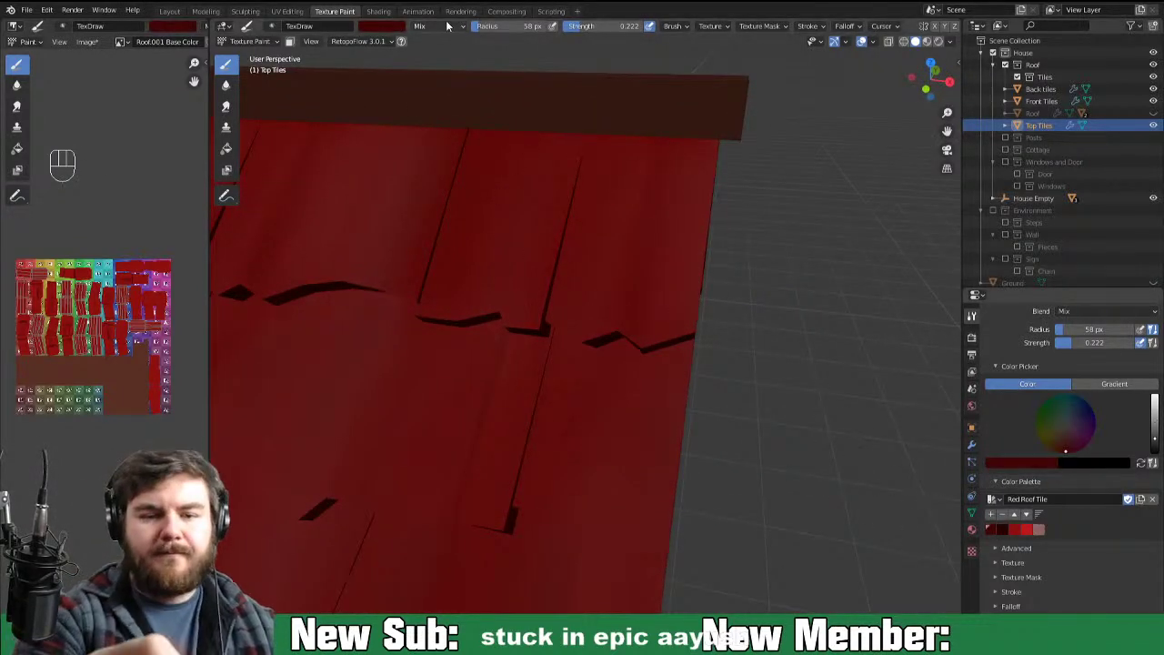
# Step: Raise brush strength to 0.504 and shrink the radius to 26 px
pyautogui.moveTo(458, 34); pyautogui.dragTo(475, 70)
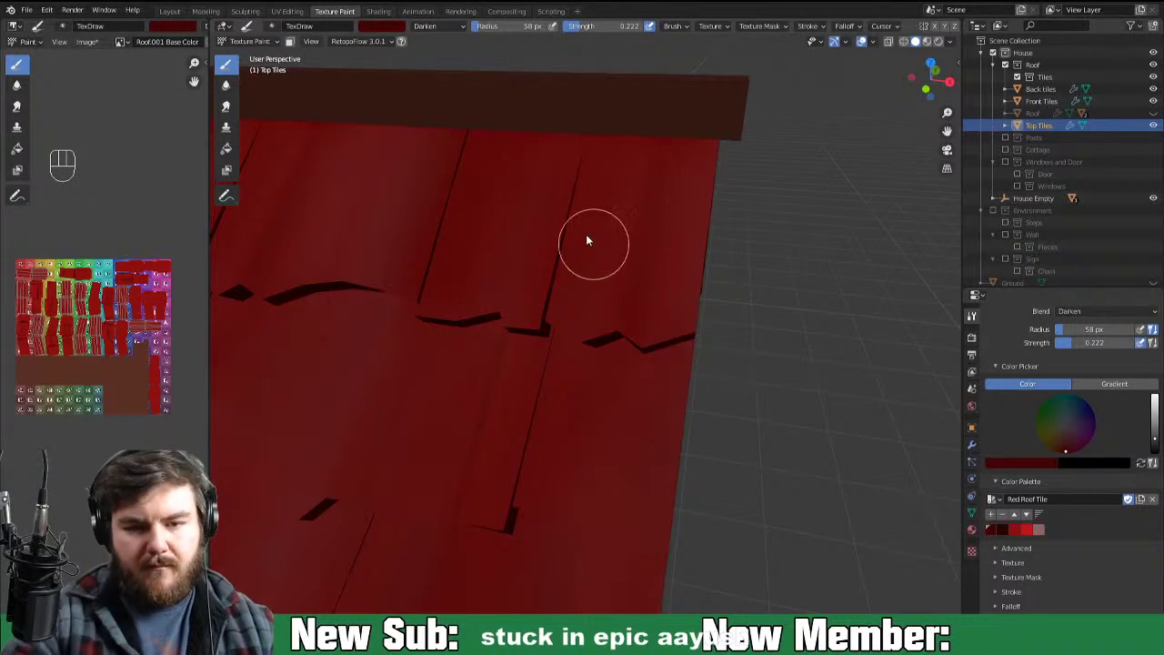
pyautogui.moveTo(450, 38); pyautogui.dragTo(525, 108)
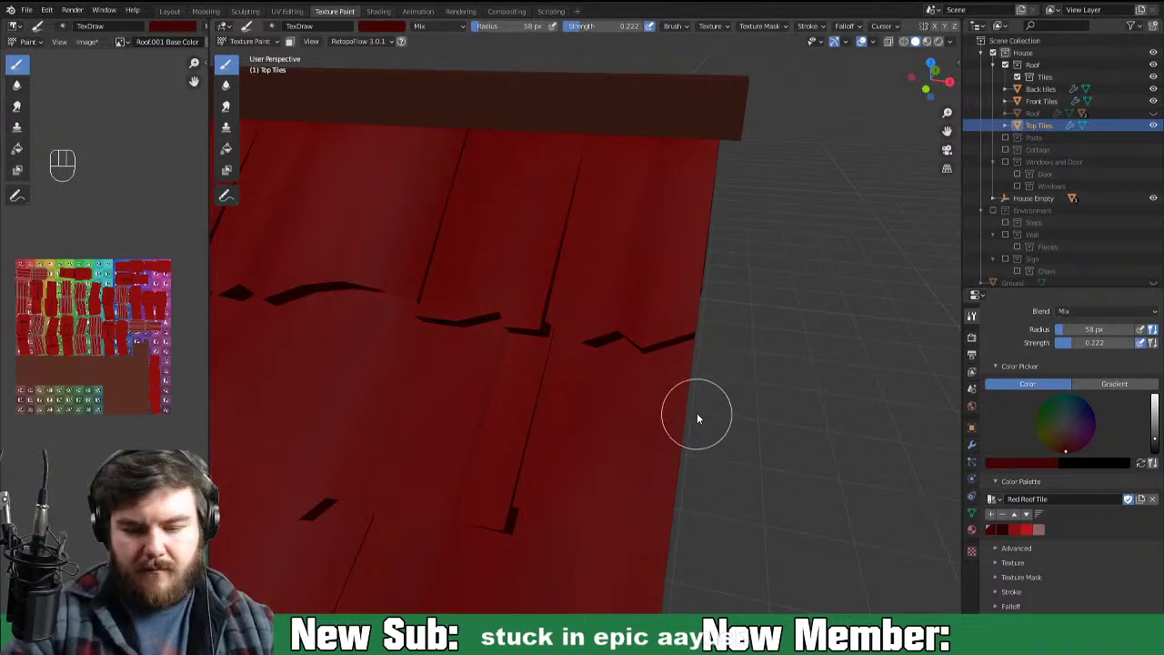
pyautogui.middleClick(704, 401)
pyautogui.press('f')
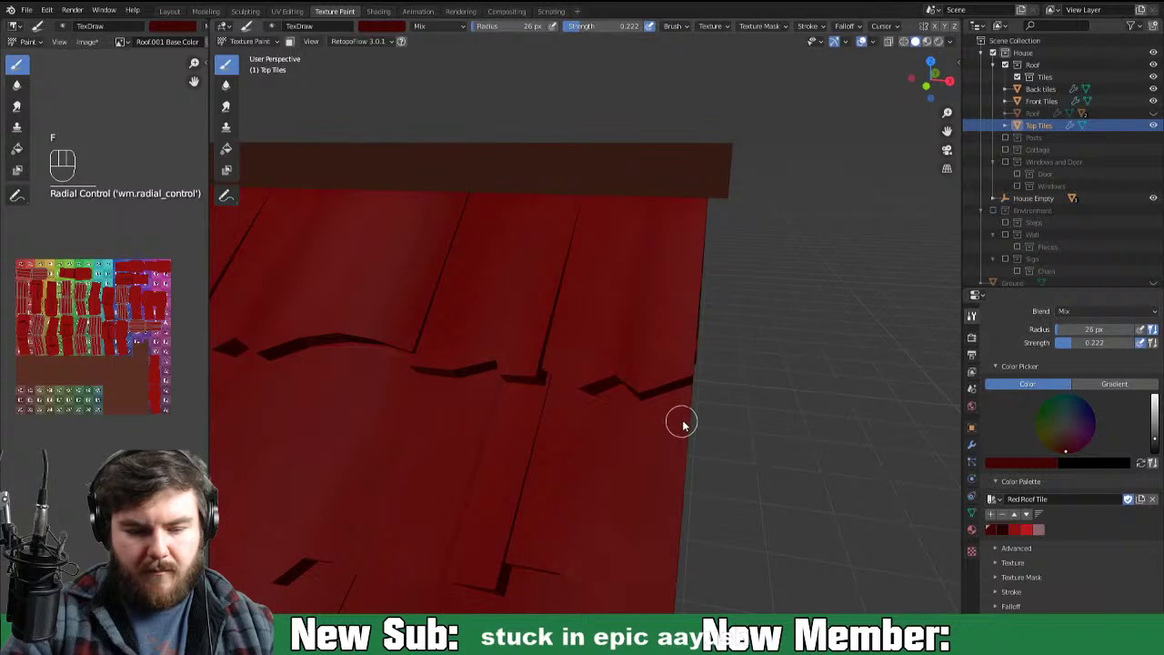
pyautogui.press('ctrl+=')
pyautogui.press('ctrl+=')
pyautogui.press('ctrl+=')
# Step: Paint shading strokes along the lower edge of the top tiles
pyautogui.moveTo(718, 447); pyautogui.dragTo(770, 420)
pyautogui.moveTo(671, 454); pyautogui.dragTo(807, 402)
pyautogui.moveTo(668, 455); pyautogui.dragTo(795, 411)
pyautogui.moveTo(672, 453); pyautogui.dragTo(794, 411)
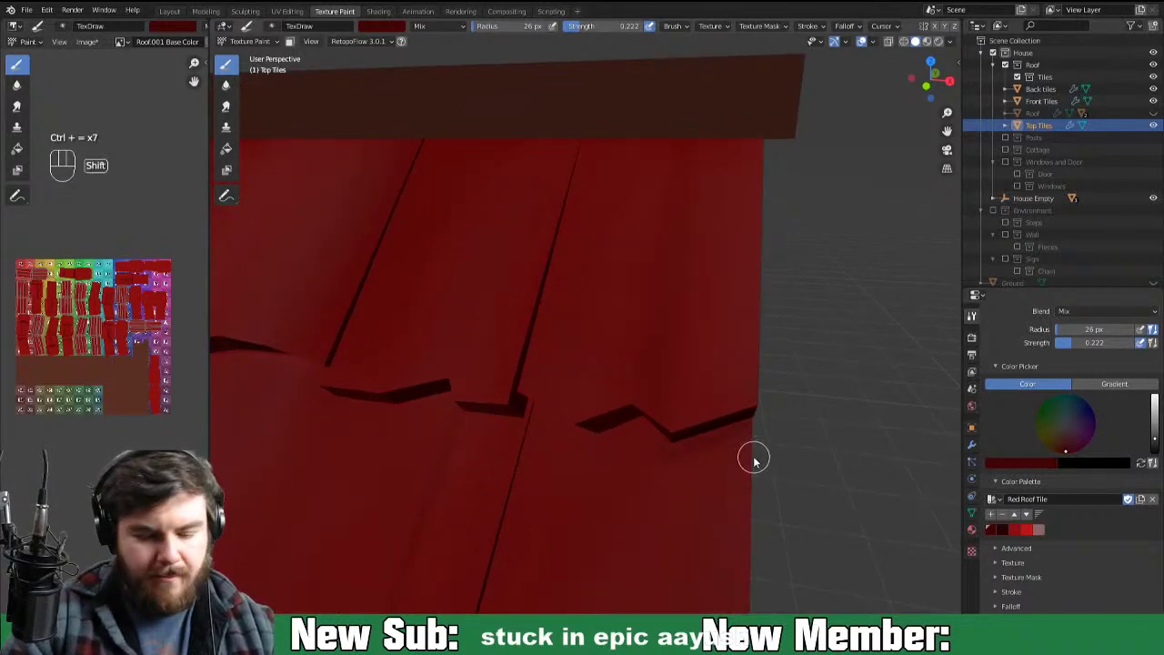
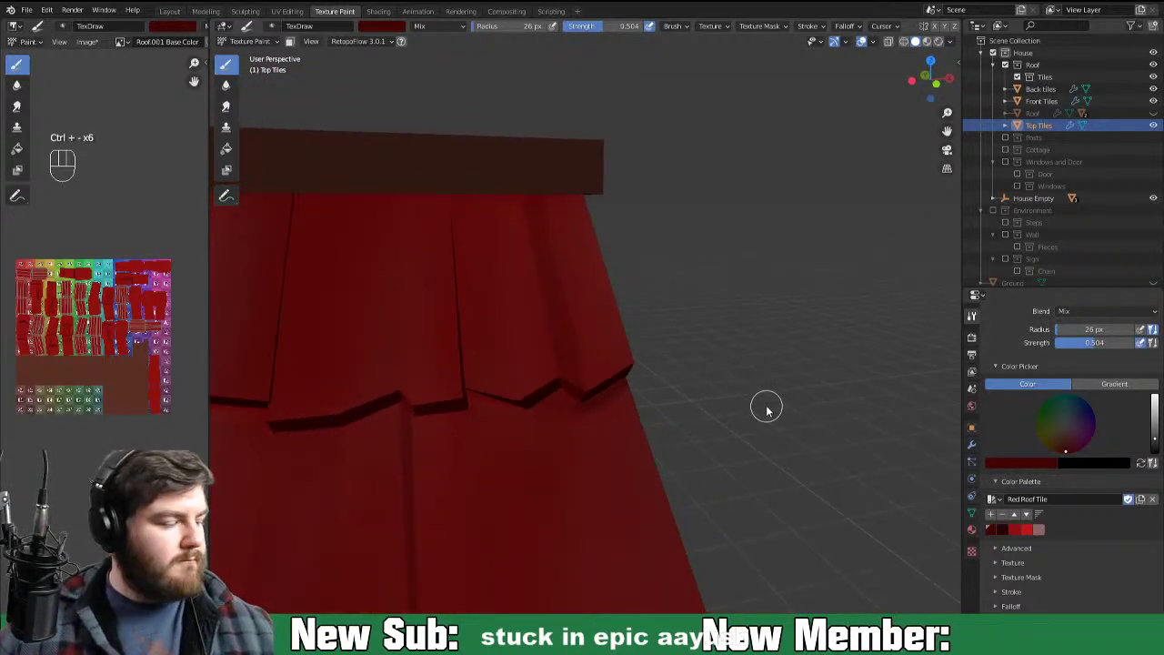
# Step: Switch the Top Tiles mesh into Edit Mode and frame it in view
pyautogui.press('ctrl+-')
pyautogui.press('Tab')
pyautogui.press('KP_Decimal')
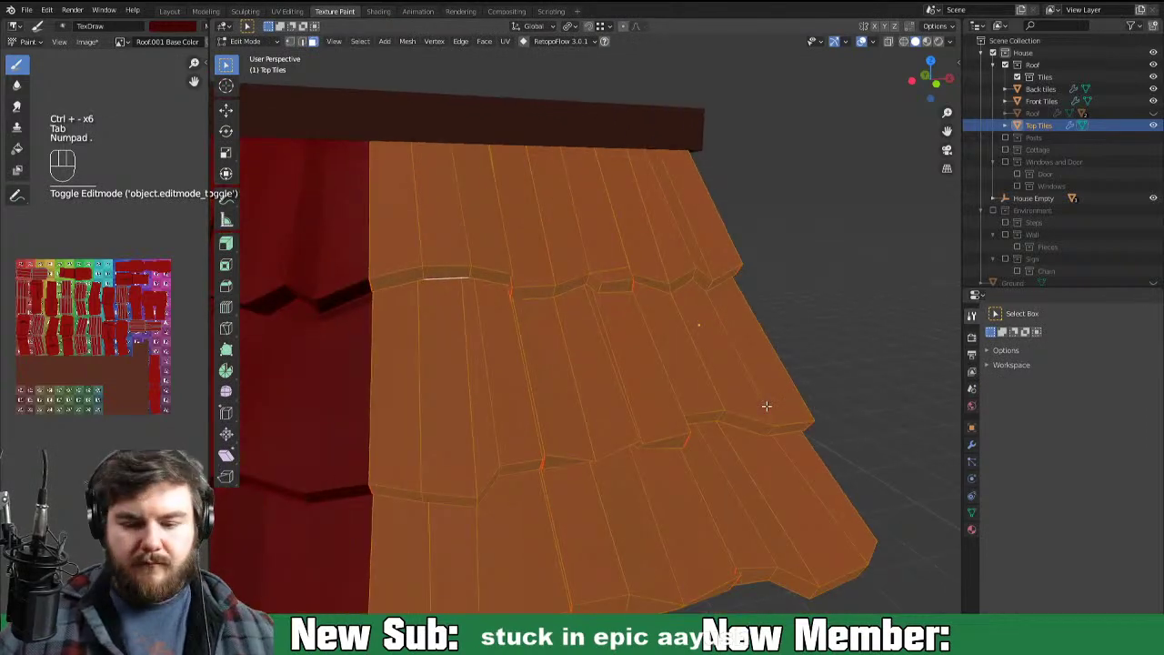
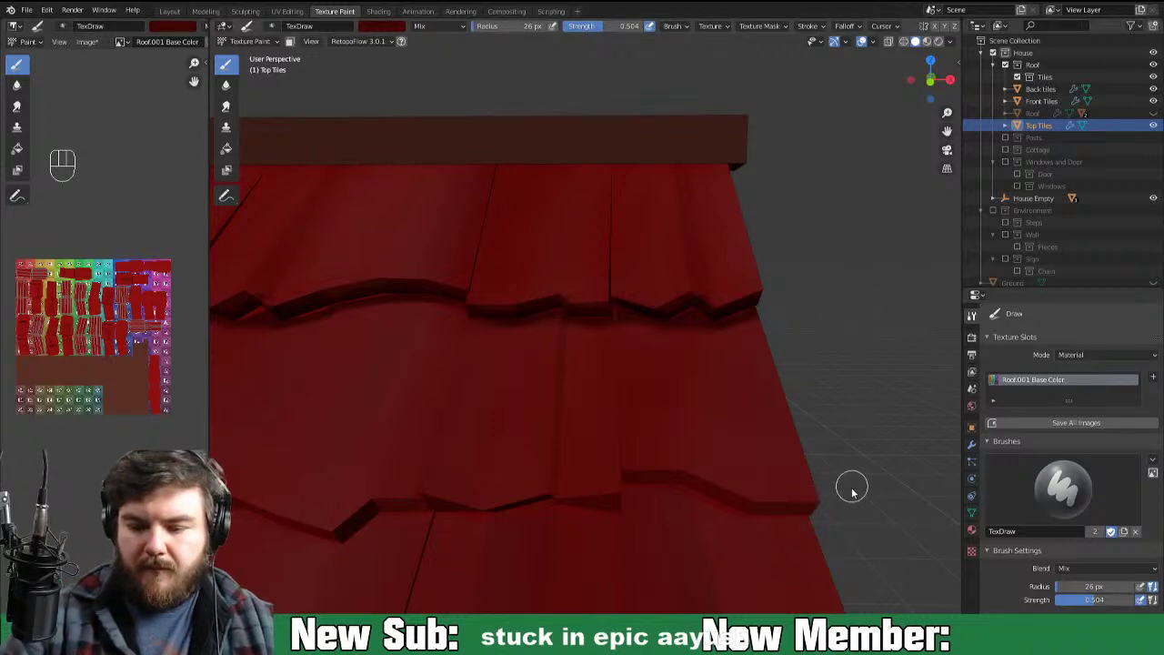
# Step: Paint dark red TexDraw shading strokes and dabs across the Top Tiles rows
pyautogui.moveTo(851, 470); pyautogui.dragTo(845, 320)
pyautogui.middleClick(842, 407)
pyautogui.moveTo(830, 422); pyautogui.dragTo(837, 458)
pyautogui.moveTo(656, 300); pyautogui.dragTo(690, 297)
pyautogui.moveTo(649, 296); pyautogui.dragTo(682, 302)
pyautogui.click(723, 302)
pyautogui.moveTo(689, 300); pyautogui.dragTo(780, 328)
pyautogui.moveTo(702, 307); pyautogui.dragTo(766, 329)
pyautogui.click(838, 325)
pyautogui.moveTo(785, 334); pyautogui.dragTo(859, 325)
pyautogui.click(870, 325)
pyautogui.click(758, 328)
pyautogui.click(670, 300)
pyautogui.click(659, 297)
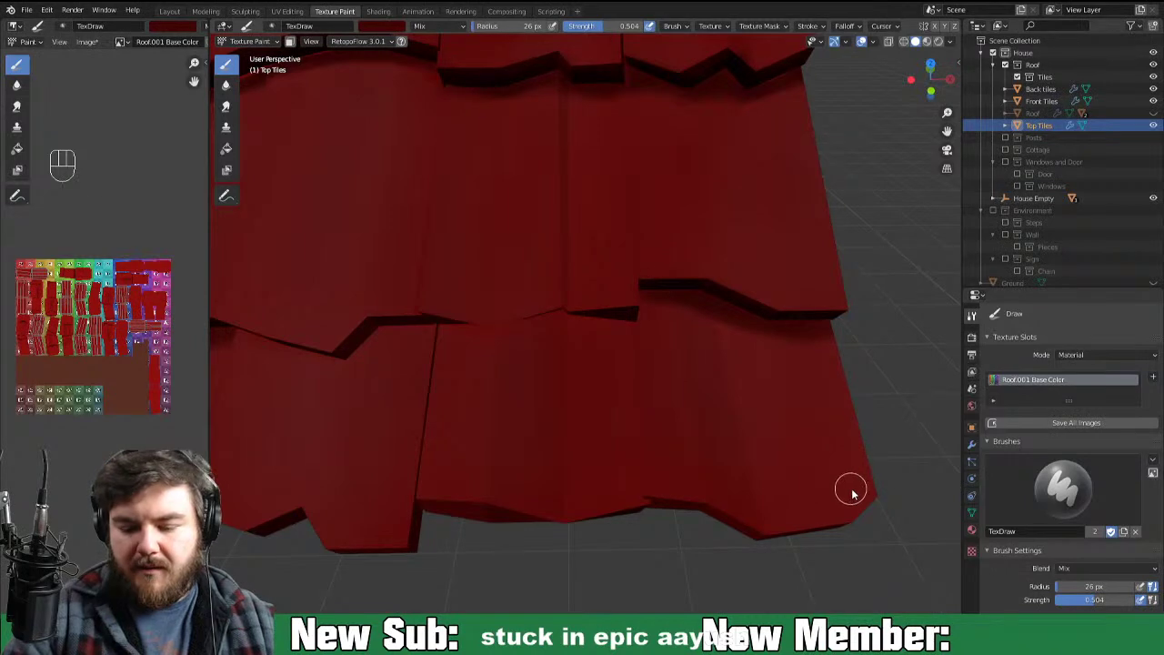
pyautogui.moveTo(856, 448); pyautogui.dragTo(838, 442)
pyautogui.moveTo(747, 375); pyautogui.dragTo(867, 355)
pyautogui.moveTo(679, 375); pyautogui.dragTo(865, 344)
pyautogui.moveTo(795, 381); pyautogui.dragTo(736, 394)
pyautogui.click(582, 313)
pyautogui.click(502, 388)
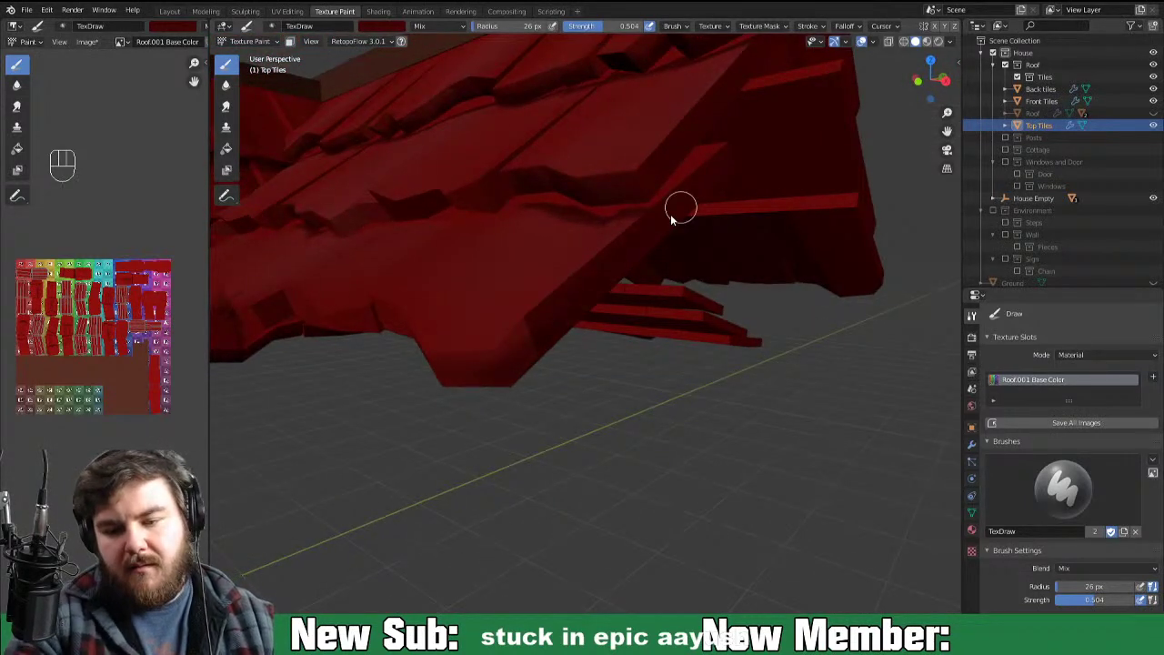
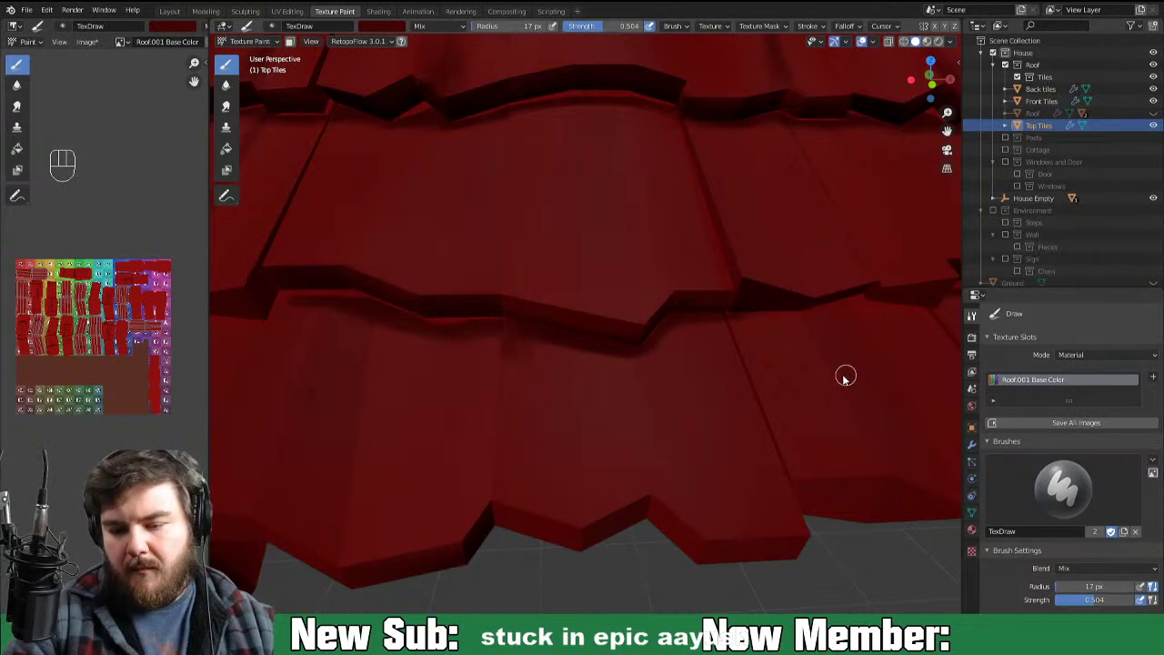
# Step: Add dark red dabs along the tile edges from a new viewing angle
pyautogui.middleClick(820, 381)
pyautogui.click(757, 314)
pyautogui.moveTo(712, 311); pyautogui.dragTo(802, 312)
pyautogui.moveTo(730, 314); pyautogui.dragTo(699, 312)
pyautogui.click(834, 308)
pyautogui.middleClick(813, 339)
pyautogui.click(746, 330)
pyautogui.click(749, 334)
pyautogui.click(785, 327)
pyautogui.moveTo(731, 325); pyautogui.dragTo(839, 333)
pyautogui.click(826, 339)
pyautogui.click(854, 338)
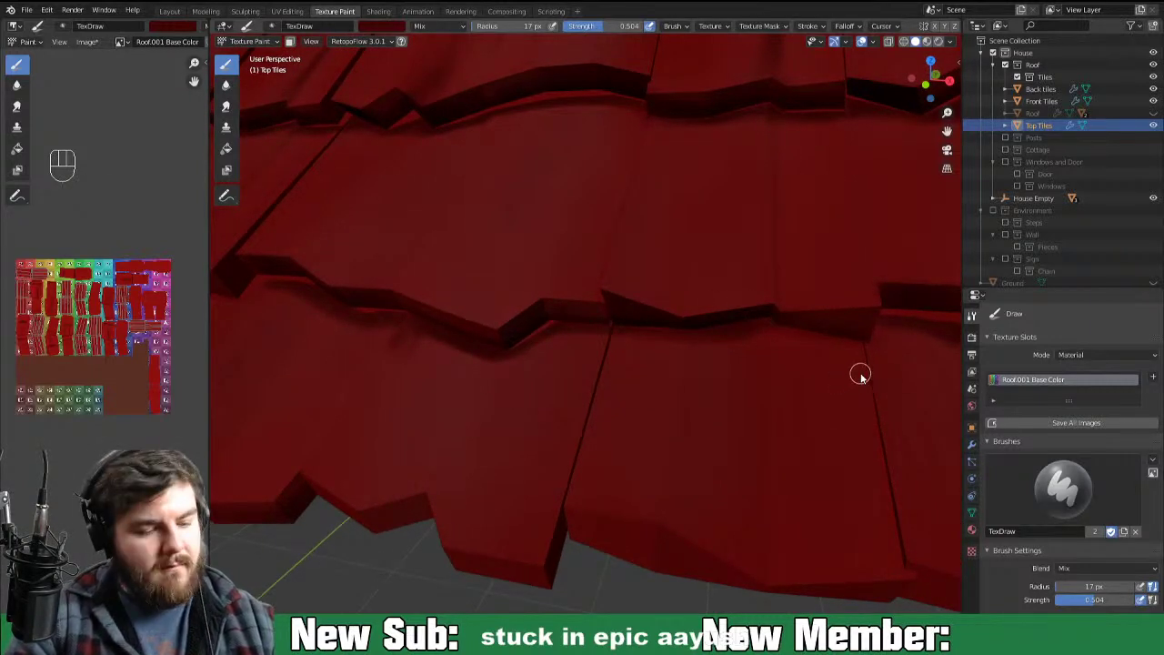
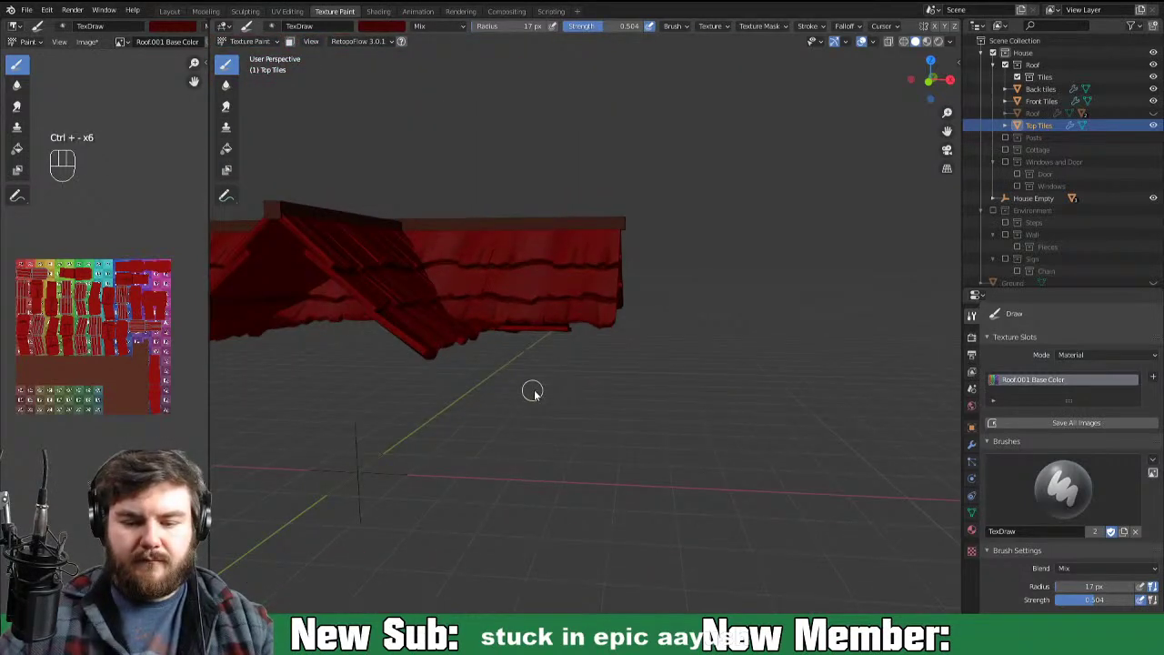
# Step: Inspect the tile rows close up from a low angle and expand the Color Picker panel
pyautogui.press('ctrl+-')
pyautogui.moveTo(571, 424); pyautogui.dragTo(541, 464)
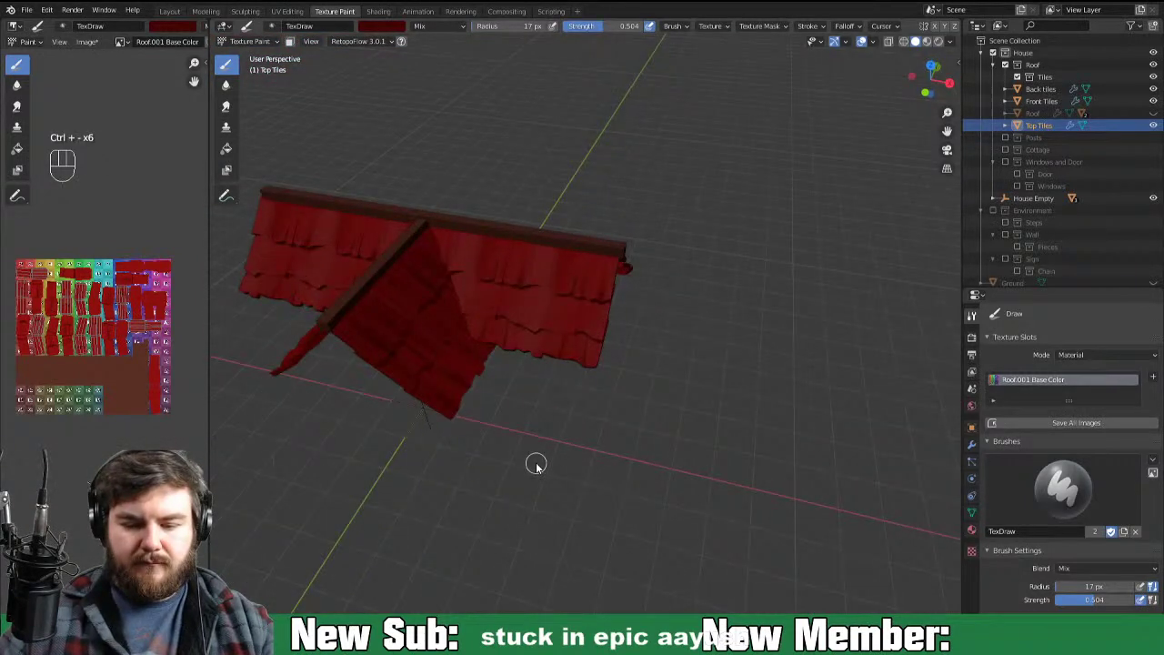
pyautogui.moveTo(546, 458); pyautogui.dragTo(635, 452)
pyautogui.moveTo(531, 429); pyautogui.dragTo(533, 462)
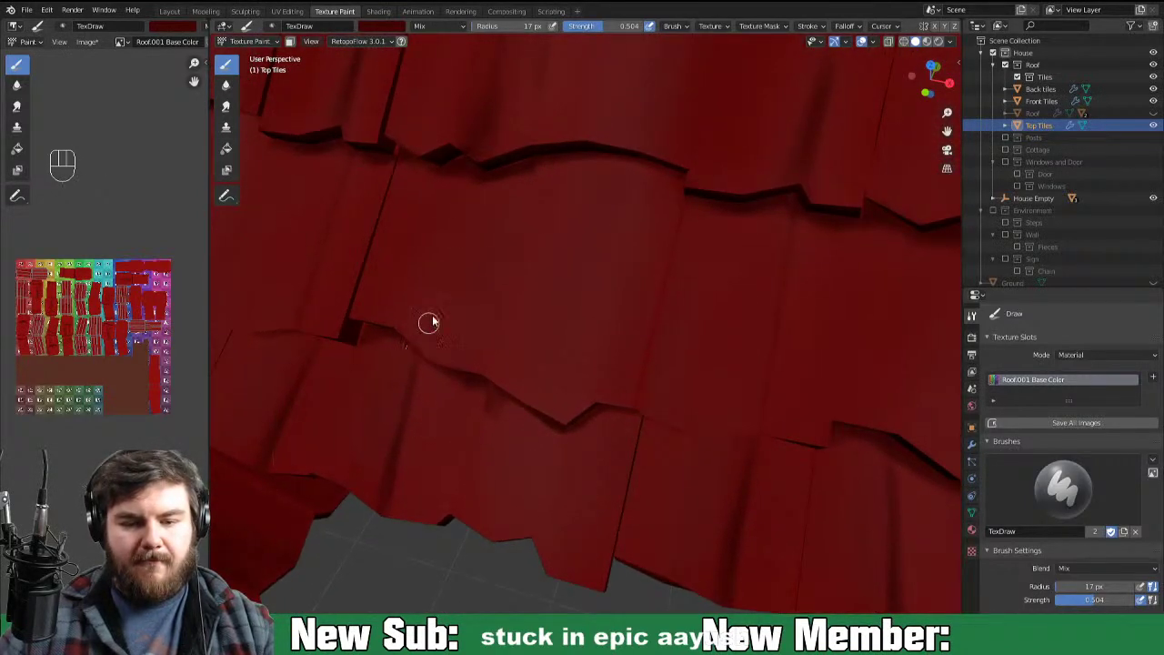
pyautogui.moveTo(526, 207); pyautogui.dragTo(546, 196)
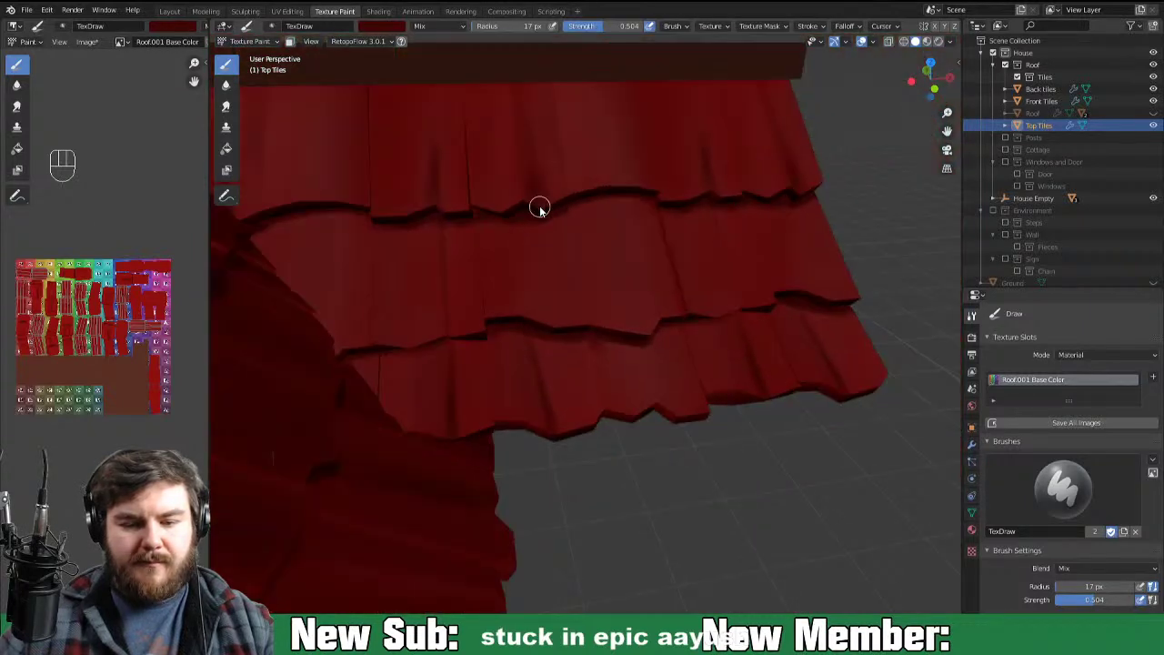
pyautogui.moveTo(684, 337); pyautogui.dragTo(649, 354)
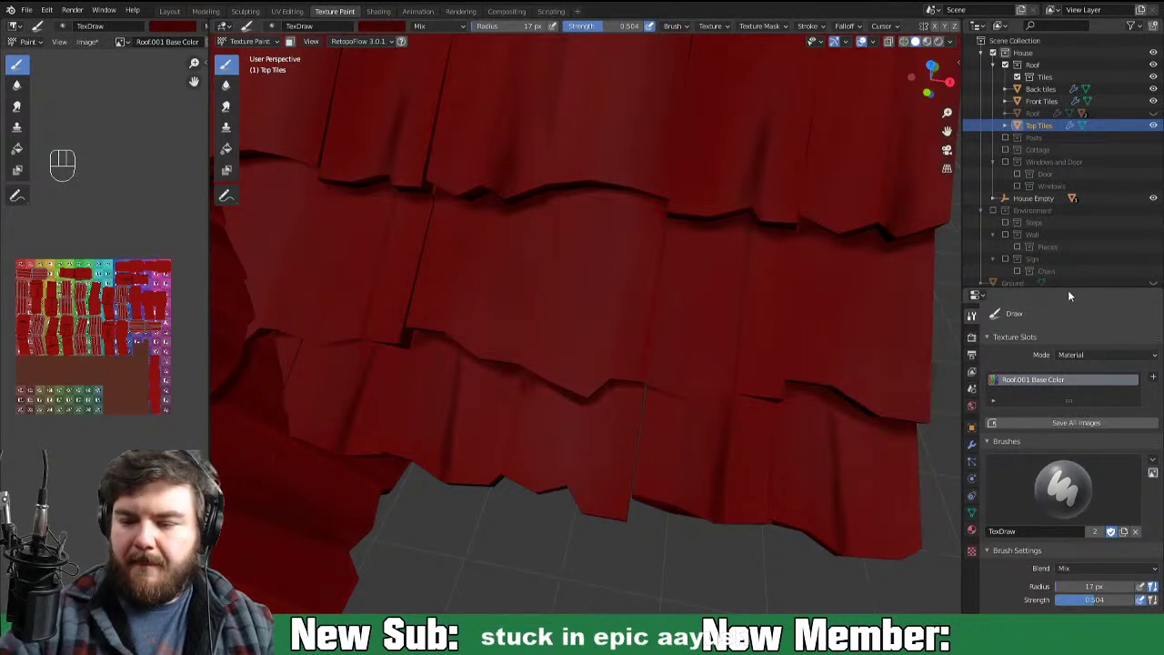
pyautogui.click(1070, 297)
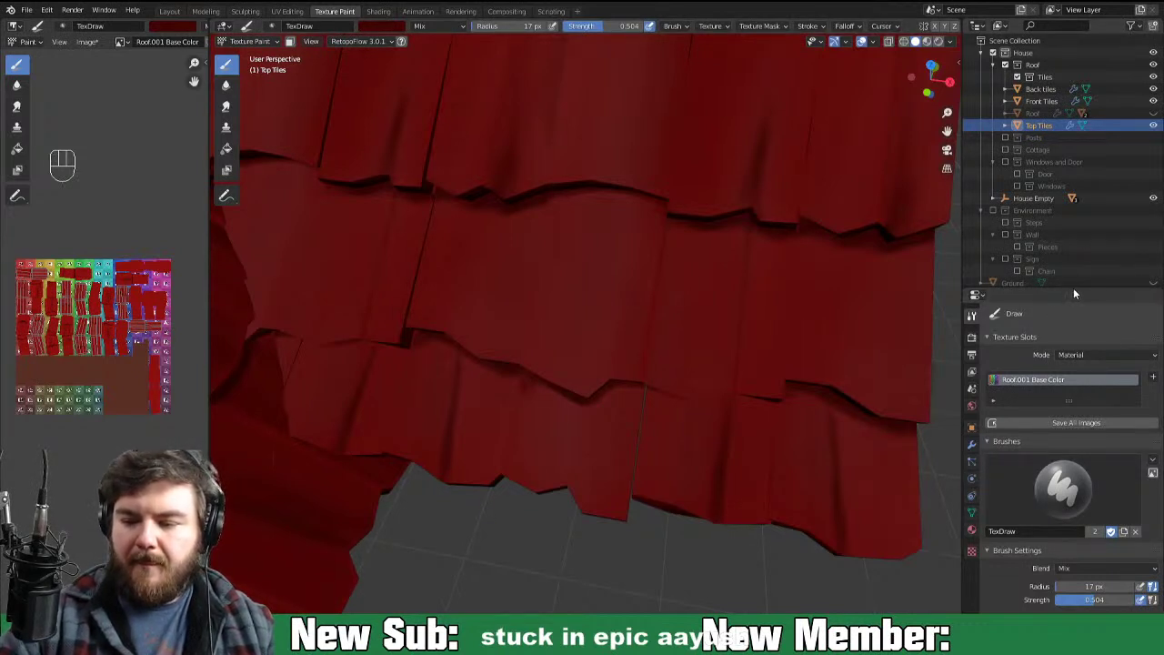
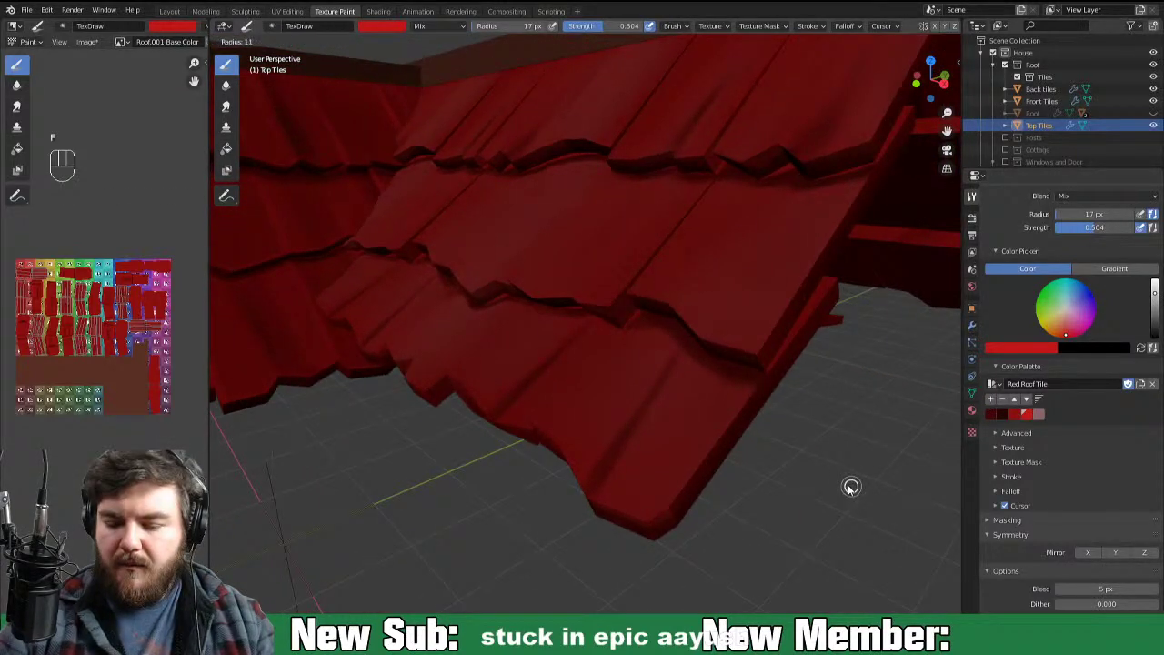
# Step: Shrink the brush radius to 12 px and paint bright red along the roof edge
pyautogui.moveTo(674, 508); pyautogui.dragTo(750, 414)
pyautogui.moveTo(685, 500); pyautogui.dragTo(722, 434)
pyautogui.click(785, 357)
pyautogui.click(801, 329)
pyautogui.moveTo(843, 275); pyautogui.dragTo(836, 287)
pyautogui.moveTo(840, 286); pyautogui.dragTo(760, 420)
# Step: Dab bright red highlights along the Top Tiles' lower edge with the 12 px brush
pyautogui.click(762, 388)
pyautogui.moveTo(760, 386); pyautogui.dragTo(756, 388)
pyautogui.click(761, 380)
pyautogui.moveTo(773, 377); pyautogui.dragTo(786, 361)
pyautogui.click(702, 477)
pyautogui.moveTo(670, 516); pyautogui.dragTo(697, 489)
pyautogui.click(631, 525)
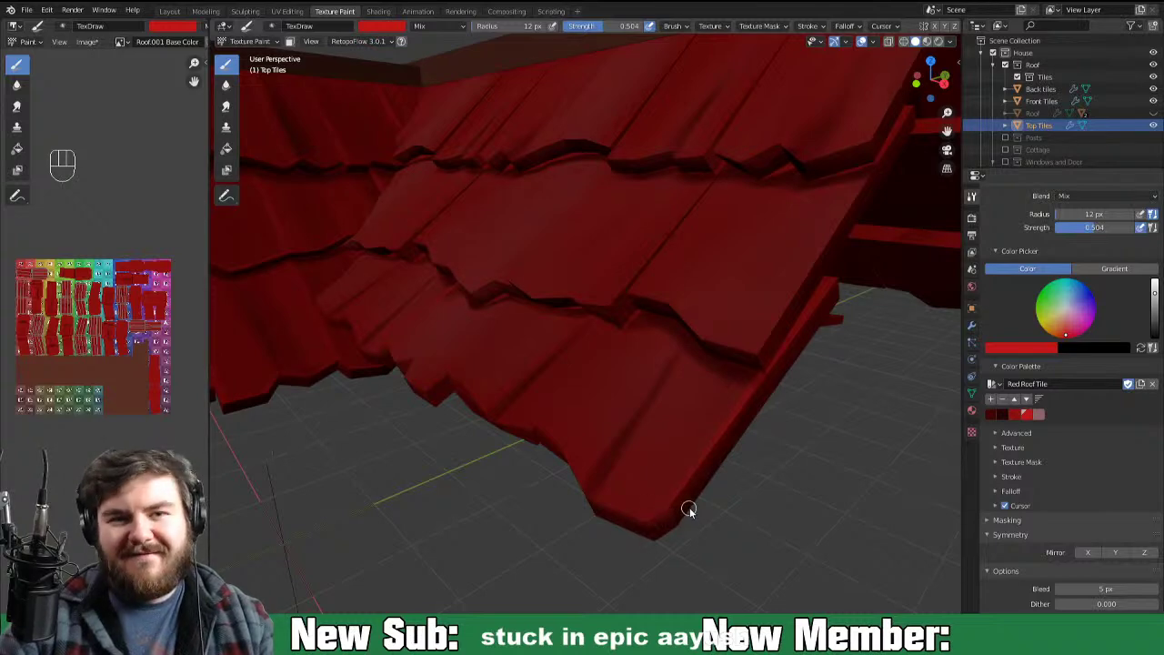
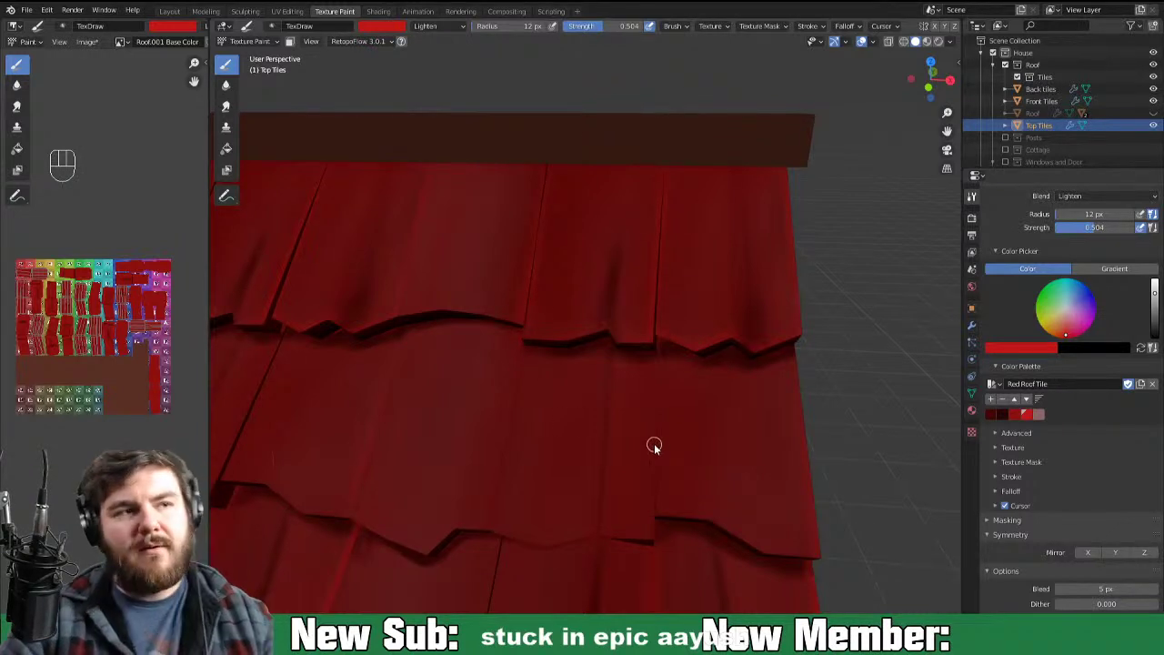
# Step: Paint Lighten-mode red highlights across the first rows of top tiles
pyautogui.moveTo(742, 414); pyautogui.dragTo(738, 408)
pyautogui.middleClick(689, 434)
pyautogui.click(640, 380)
pyautogui.click(624, 419)
pyautogui.click(616, 438)
pyautogui.moveTo(652, 359); pyautogui.dragTo(629, 412)
pyautogui.click(611, 459)
pyautogui.moveTo(603, 476); pyautogui.dragTo(644, 383)
pyautogui.click(614, 470)
pyautogui.click(676, 468)
pyautogui.moveTo(622, 454); pyautogui.dragTo(619, 454)
pyautogui.moveTo(684, 465); pyautogui.dragTo(667, 461)
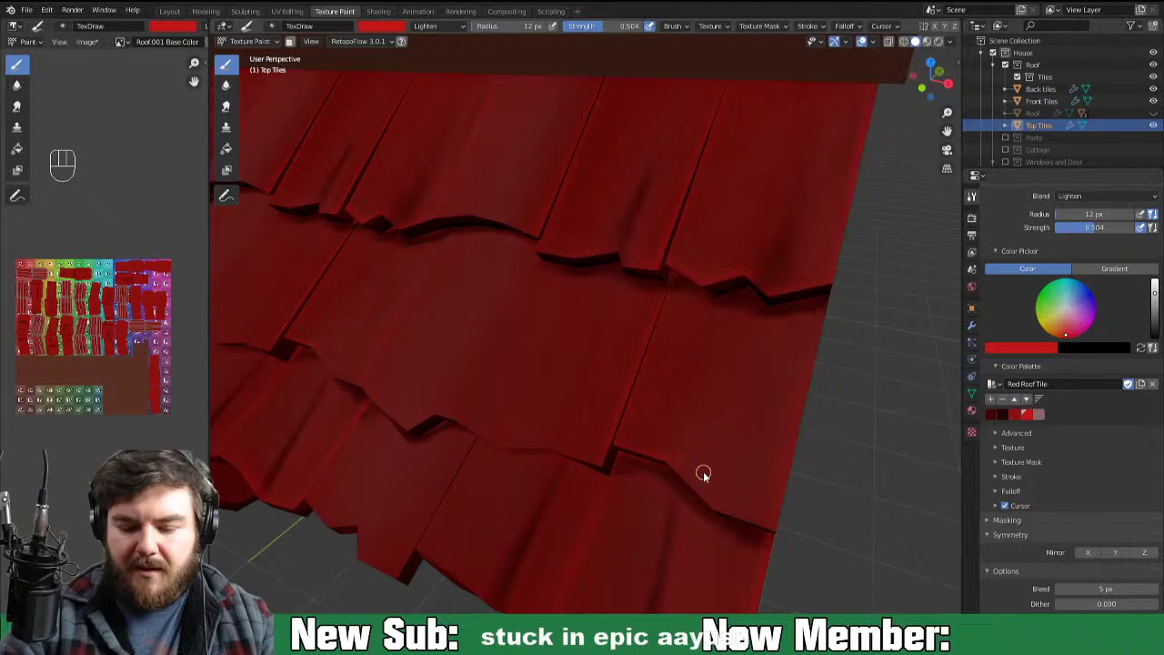
pyautogui.click(672, 470)
pyautogui.click(716, 516)
pyautogui.click(743, 527)
pyautogui.moveTo(730, 516); pyautogui.dragTo(730, 524)
pyautogui.moveTo(717, 512); pyautogui.dragTo(782, 535)
pyautogui.click(780, 531)
pyautogui.moveTo(842, 482); pyautogui.dragTo(870, 482)
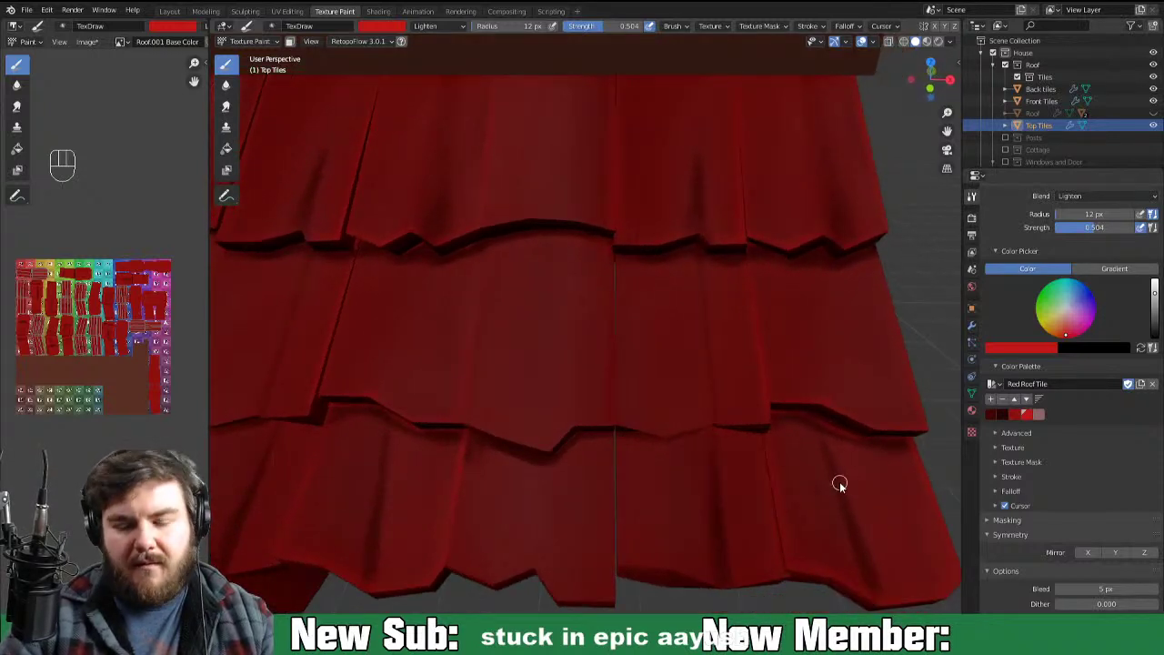
pyautogui.moveTo(671, 439); pyautogui.dragTo(708, 425)
pyautogui.moveTo(672, 441); pyautogui.dragTo(756, 416)
# Step: Continue highlighting the tile rows from further angles around the roof
pyautogui.middleClick(796, 420)
pyautogui.click(749, 360)
pyautogui.click(775, 356)
pyautogui.moveTo(611, 352); pyautogui.dragTo(660, 373)
pyautogui.doubleClick(626, 366)
pyautogui.moveTo(602, 356); pyautogui.dragTo(680, 370)
pyautogui.middleClick(716, 402)
pyautogui.middleClick(651, 401)
pyautogui.moveTo(642, 264); pyautogui.dragTo(652, 330)
pyautogui.click(646, 301)
pyautogui.moveTo(651, 306); pyautogui.dragTo(651, 344)
pyautogui.click(657, 390)
pyautogui.moveTo(665, 408); pyautogui.dragTo(646, 312)
pyautogui.click(653, 360)
pyautogui.click(662, 391)
pyautogui.click(613, 406)
pyautogui.click(650, 401)
pyautogui.click(673, 400)
pyautogui.click(629, 402)
pyautogui.click(617, 404)
pyautogui.moveTo(625, 402); pyautogui.dragTo(612, 419)
pyautogui.moveTo(615, 414); pyautogui.dragTo(598, 433)
pyautogui.moveTo(588, 436); pyautogui.dragTo(613, 439)
pyautogui.click(593, 435)
pyautogui.click(584, 430)
pyautogui.moveTo(594, 432); pyautogui.dragTo(650, 432)
# Step: Finish the highlight dabs along the lower tile rows and roof edge
pyautogui.moveTo(735, 485); pyautogui.dragTo(730, 467)
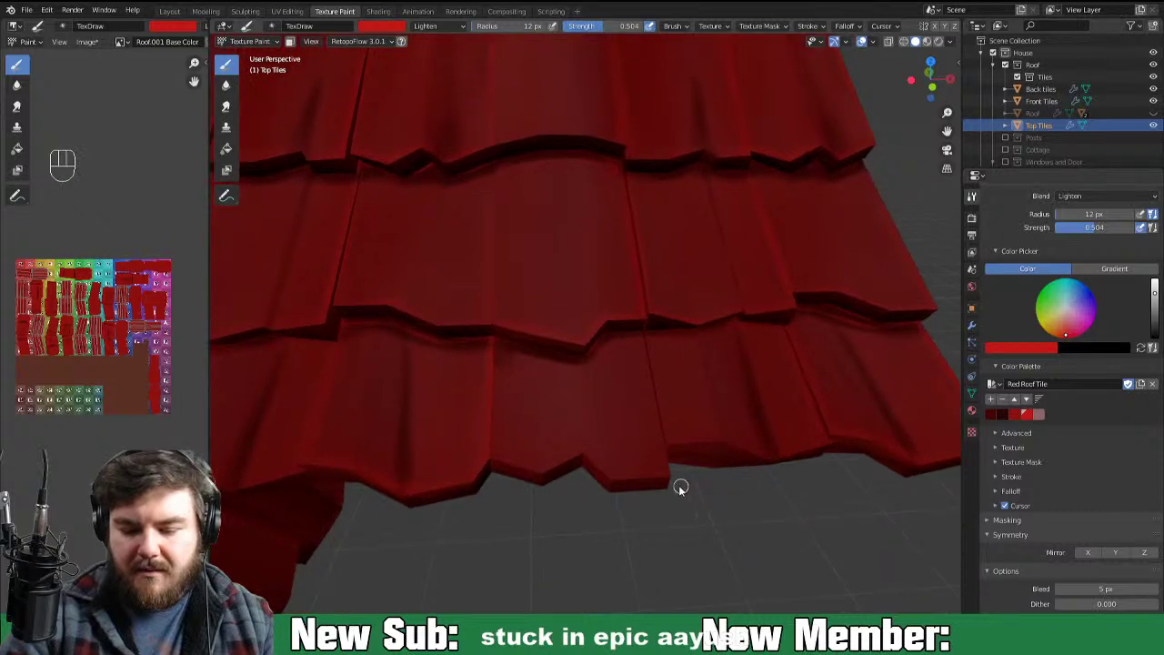
pyautogui.click(653, 486)
pyautogui.click(672, 488)
pyautogui.click(604, 479)
pyautogui.click(592, 461)
pyautogui.click(619, 486)
pyautogui.moveTo(579, 461); pyautogui.dragTo(595, 458)
pyautogui.moveTo(585, 461); pyautogui.dragTo(552, 473)
pyautogui.click(569, 468)
pyautogui.click(537, 474)
pyautogui.moveTo(539, 477); pyautogui.dragTo(543, 473)
pyautogui.click(532, 473)
pyautogui.click(517, 471)
pyautogui.click(578, 472)
pyautogui.middleClick(688, 465)
pyautogui.click(600, 432)
pyautogui.click(592, 463)
pyautogui.moveTo(604, 341); pyautogui.dragTo(593, 437)
pyautogui.click(591, 498)
pyautogui.moveTo(604, 416); pyautogui.dragTo(614, 330)
pyautogui.click(607, 377)
pyautogui.click(652, 463)
pyautogui.click(662, 457)
pyautogui.click(672, 472)
pyautogui.click(714, 478)
pyautogui.click(715, 491)
pyautogui.click(713, 483)
pyautogui.click(776, 471)
pyautogui.click(820, 455)
pyautogui.press('ctrl+-')
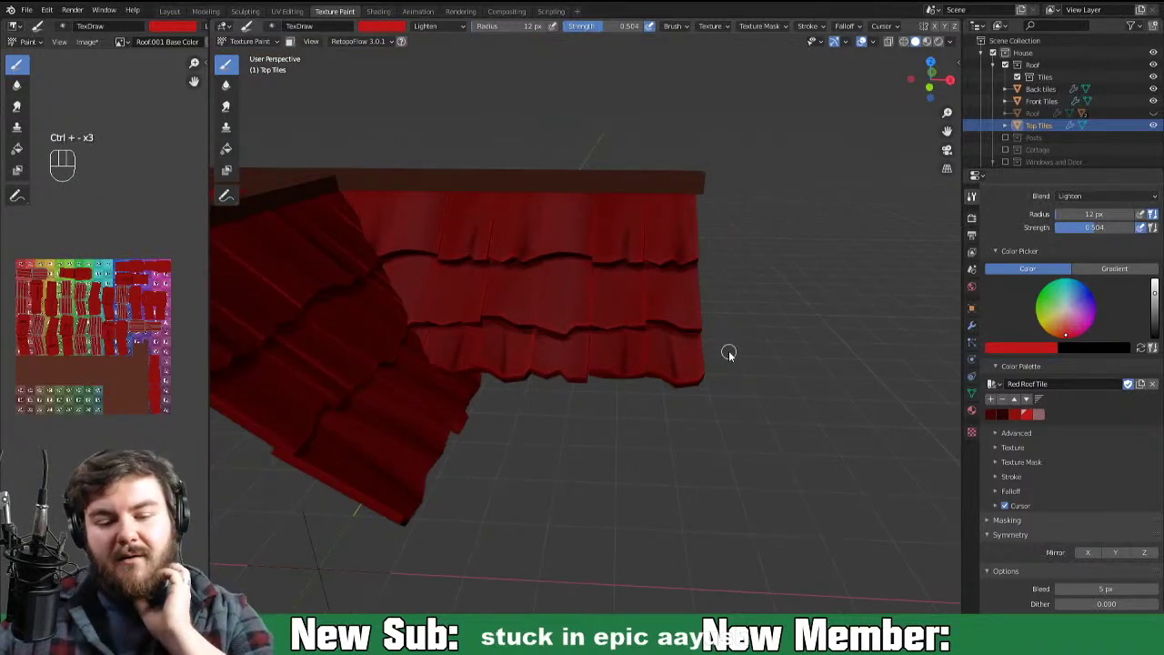
# Step: Paint dark red Darken shadow strokes into the grooves of the lower top-tile rows
pyautogui.press('ctrl+-')
pyautogui.moveTo(685, 367); pyautogui.dragTo(687, 381)
pyautogui.moveTo(622, 428); pyautogui.dragTo(629, 383)
pyautogui.moveTo(612, 425); pyautogui.dragTo(603, 439)
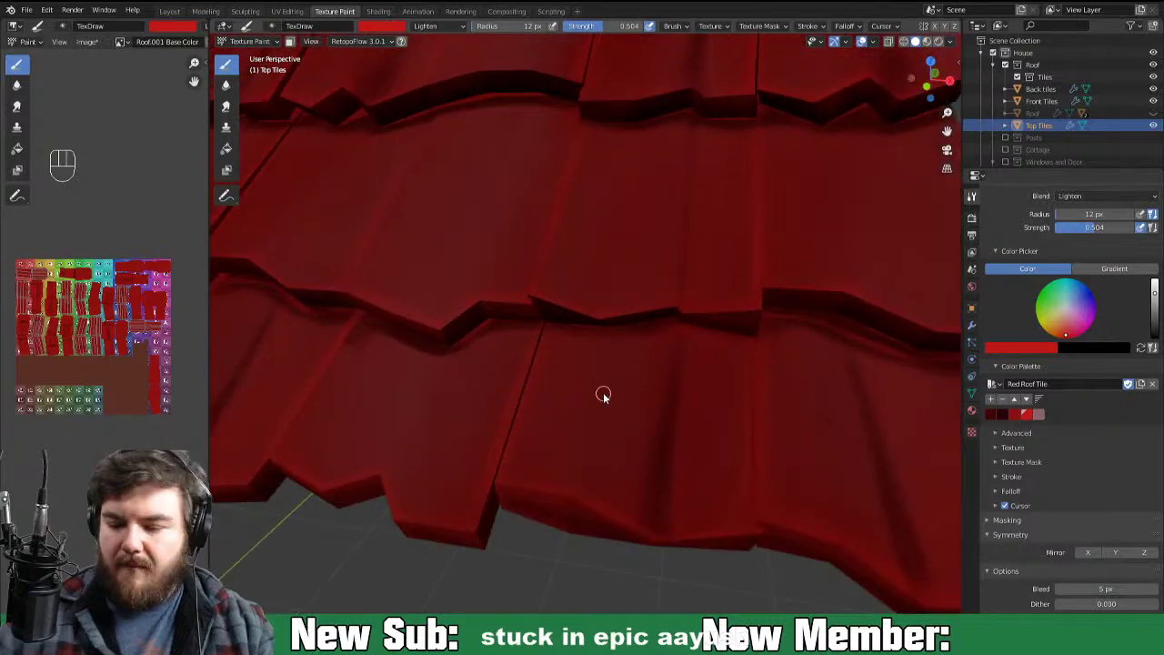
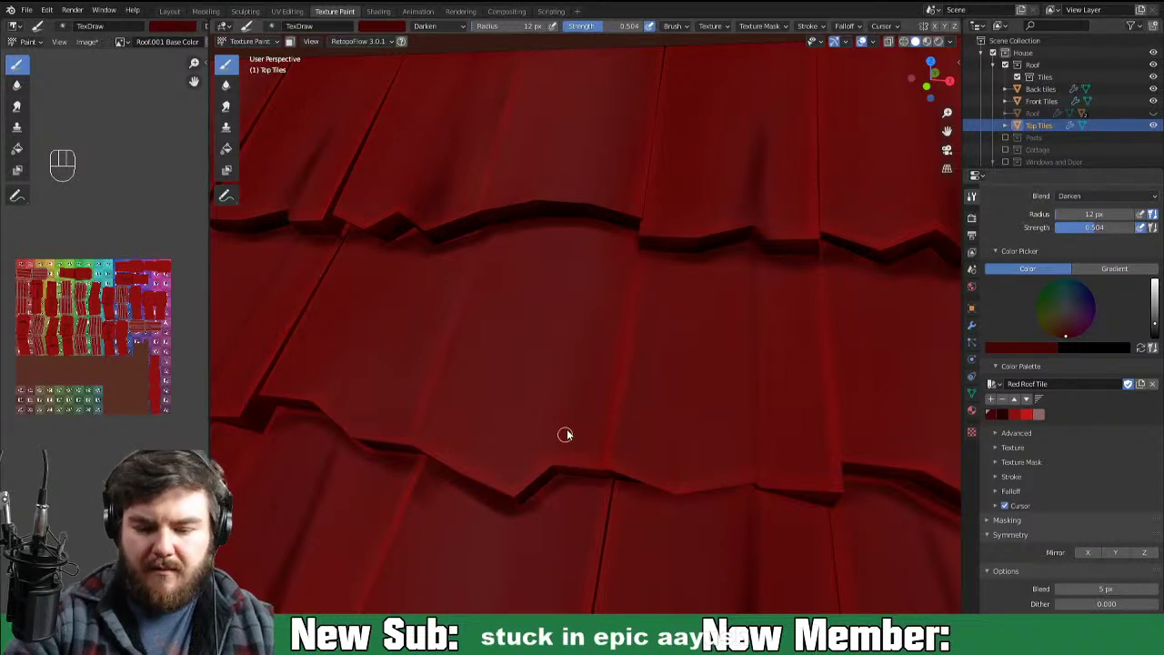
pyautogui.click(562, 371)
pyautogui.moveTo(549, 466); pyautogui.dragTo(588, 321)
pyautogui.moveTo(596, 290); pyautogui.dragTo(602, 300)
pyautogui.click(547, 480)
pyautogui.moveTo(542, 487); pyautogui.dragTo(545, 463)
pyautogui.click(586, 352)
pyautogui.moveTo(582, 346); pyautogui.dragTo(555, 450)
pyautogui.click(578, 406)
pyautogui.moveTo(564, 454); pyautogui.dragTo(571, 432)
pyautogui.moveTo(577, 457); pyautogui.dragTo(584, 423)
pyautogui.click(586, 400)
pyautogui.click(593, 454)
pyautogui.click(629, 310)
pyautogui.click(602, 449)
pyautogui.click(615, 325)
pyautogui.click(585, 407)
pyautogui.moveTo(605, 334); pyautogui.dragTo(628, 269)
pyautogui.click(561, 441)
# Step: Orbit around and continue shading the grooves on the neighbouring tiles, then pull back to view the edge
pyautogui.middleClick(749, 342)
pyautogui.doubleClick(732, 338)
pyautogui.moveTo(736, 271); pyautogui.dragTo(735, 327)
pyautogui.click(739, 312)
pyautogui.moveTo(726, 432); pyautogui.dragTo(729, 368)
pyautogui.moveTo(722, 450); pyautogui.dragTo(726, 405)
pyautogui.click(724, 474)
pyautogui.click(728, 468)
pyautogui.click(724, 458)
pyautogui.press('ctrl+-')
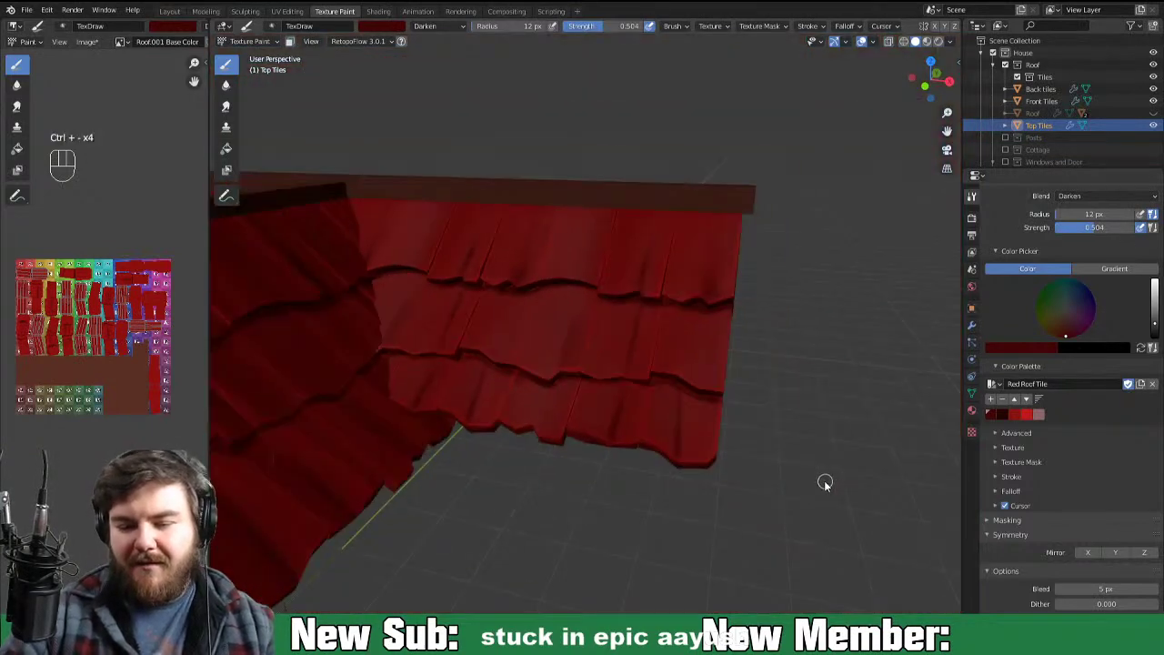
pyautogui.press('ctrl+-')
pyautogui.moveTo(792, 492); pyautogui.dragTo(845, 468)
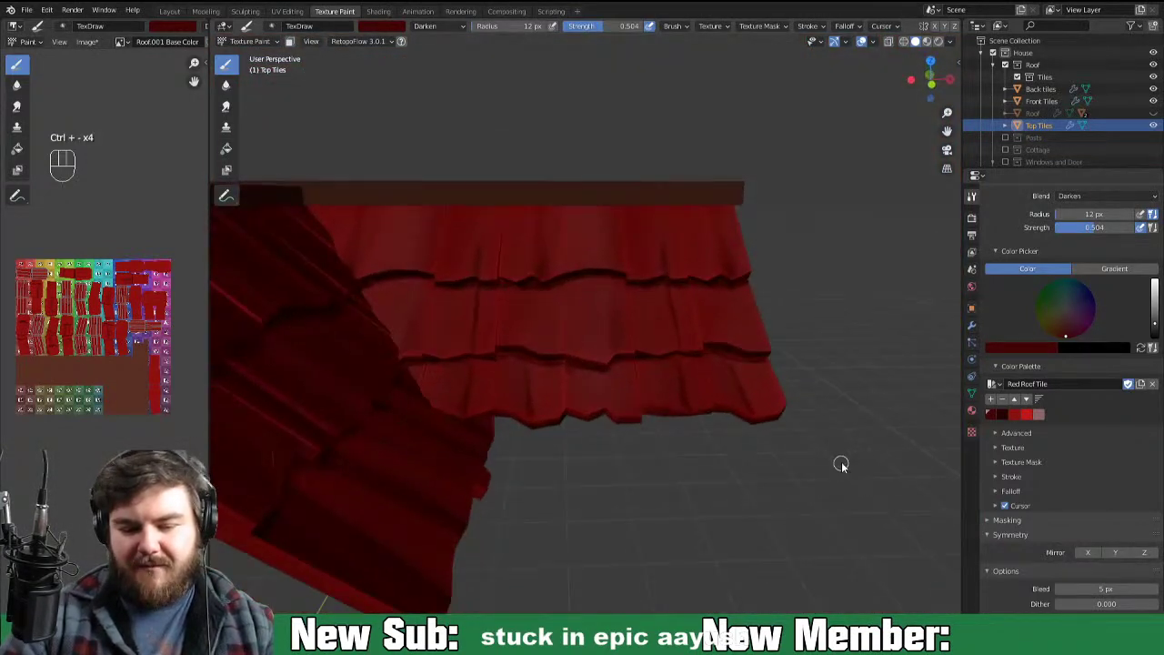
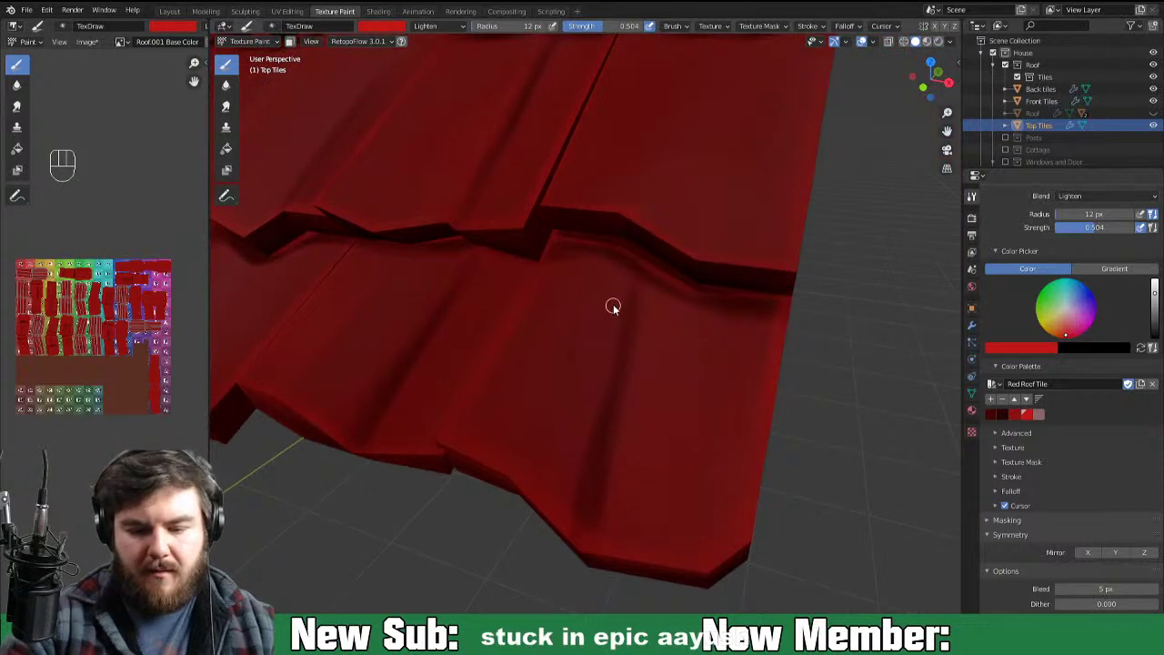
# Step: Paint bright red Lighten highlights across the lower rows of the top tiles
pyautogui.click(534, 427)
pyautogui.click(585, 285)
pyautogui.moveTo(535, 388); pyautogui.dragTo(583, 269)
pyautogui.moveTo(564, 294); pyautogui.dragTo(574, 269)
pyautogui.click(545, 307)
pyautogui.click(515, 348)
pyautogui.moveTo(487, 432); pyautogui.dragTo(497, 409)
pyautogui.moveTo(482, 466); pyautogui.dragTo(585, 273)
pyautogui.moveTo(536, 369); pyautogui.dragTo(610, 273)
pyautogui.moveTo(521, 467); pyautogui.dragTo(607, 259)
pyautogui.moveTo(547, 382); pyautogui.dragTo(591, 282)
pyautogui.click(511, 517)
# Step: Pull back to see the whole roof from the front
pyautogui.press('ctrl+-')
pyautogui.press('ctrl+-')
pyautogui.press('ctrl+-')
pyautogui.moveTo(620, 451); pyautogui.dragTo(571, 432)
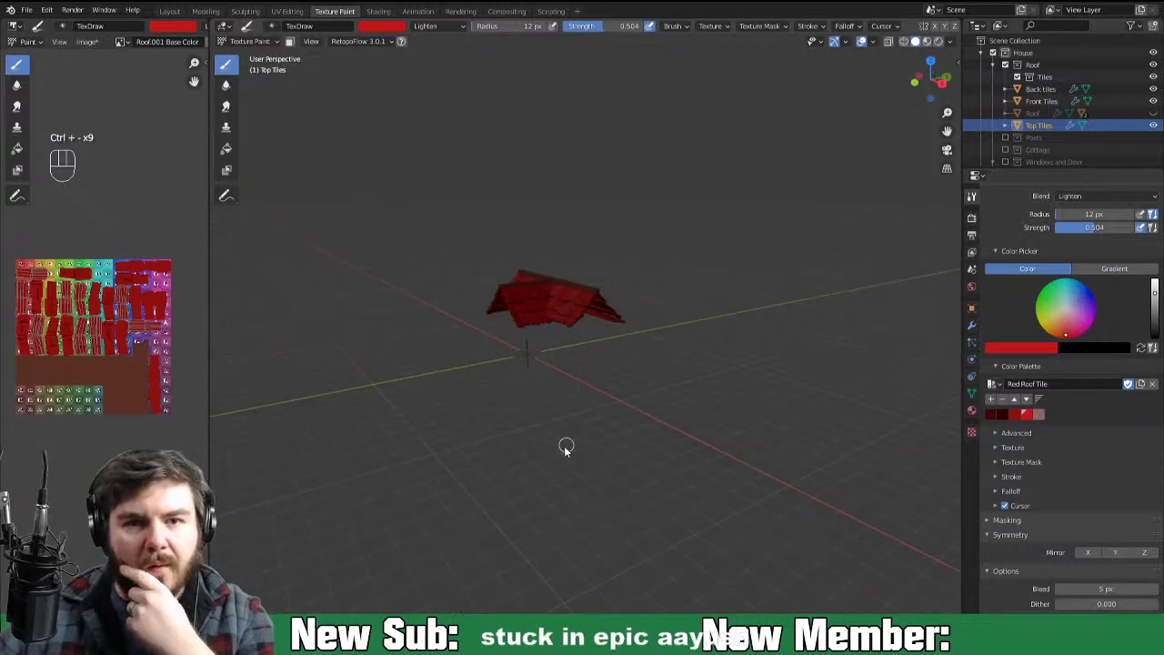
pyautogui.moveTo(595, 468); pyautogui.dragTo(610, 472)
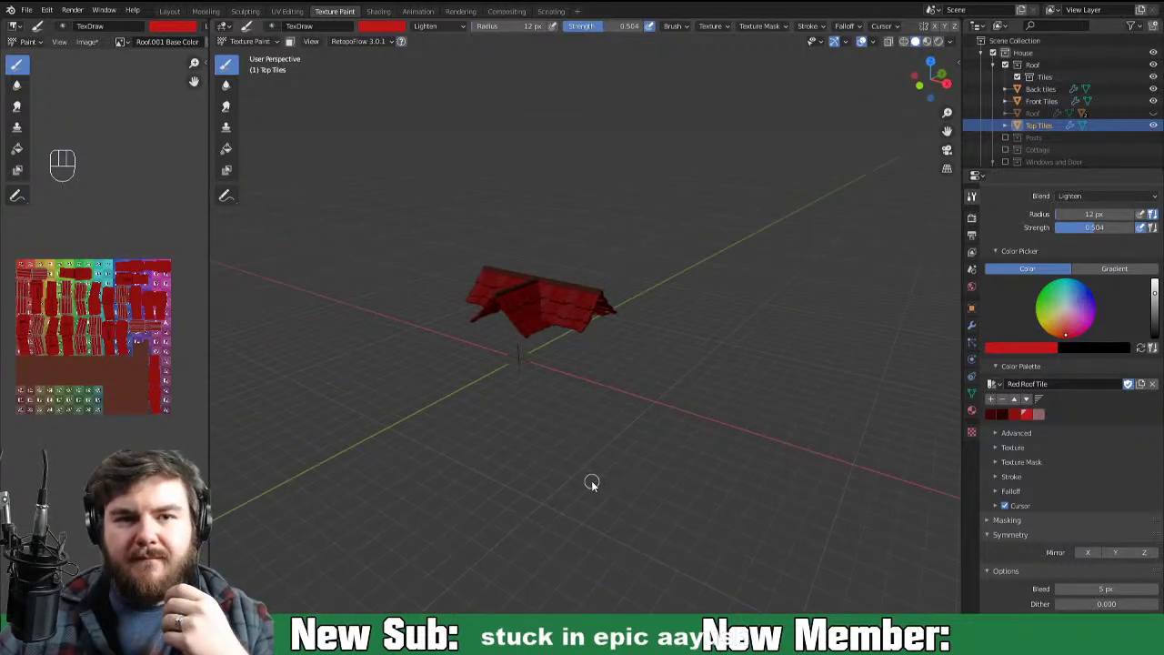
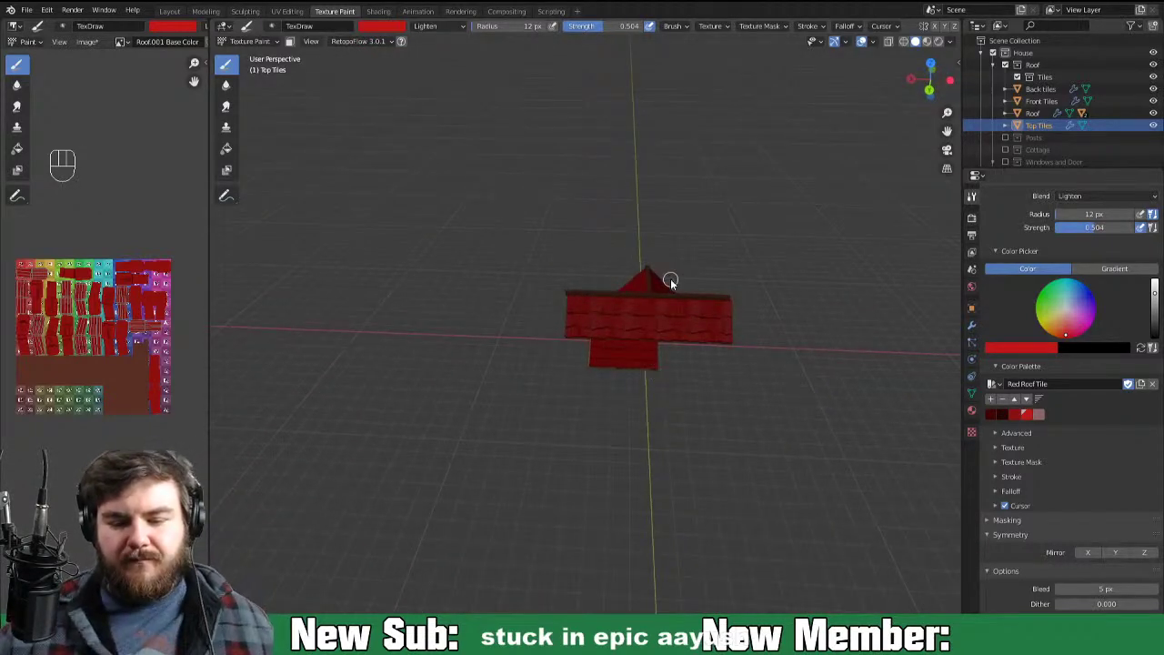
# Step: Make the Back tiles the active object, select its whole mesh and frame it for texture painting
pyautogui.press('ctrl+Tab')
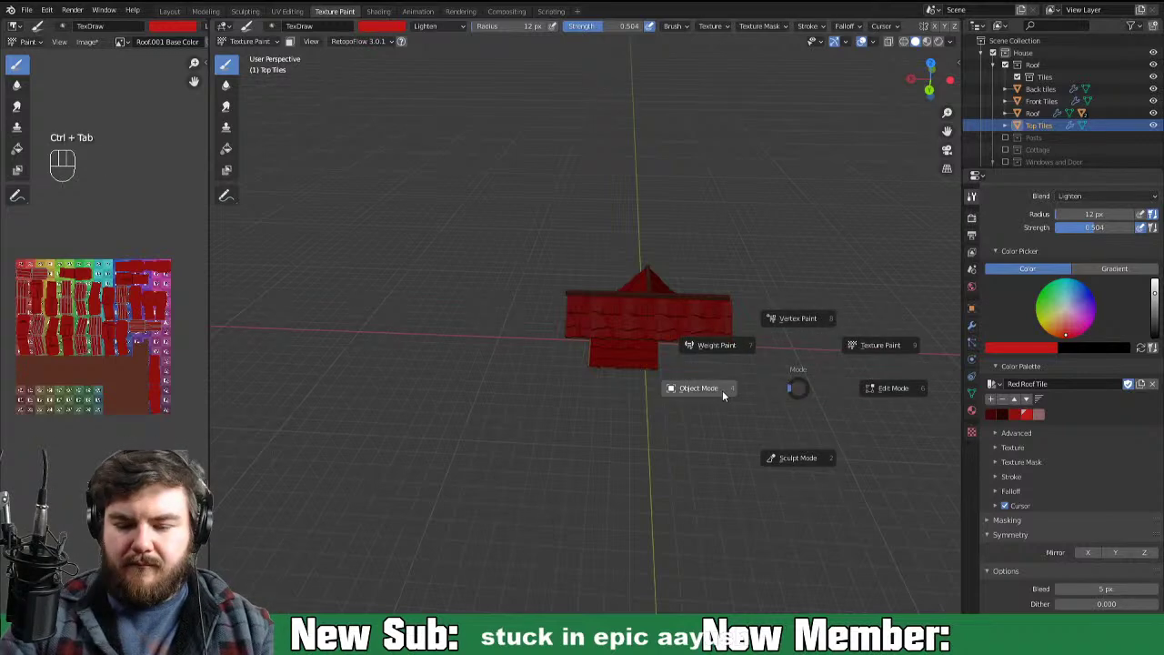
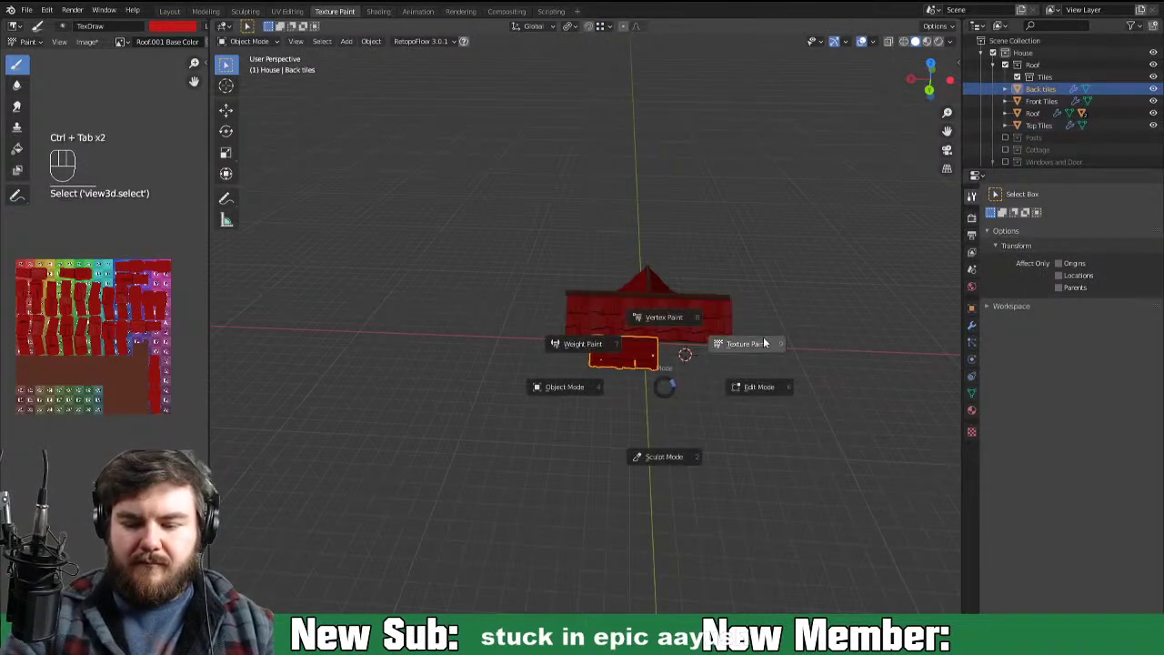
pyautogui.press('ctrl+Tab')
pyautogui.press('KP_Decimal')
pyautogui.press('ctrl+Tab')
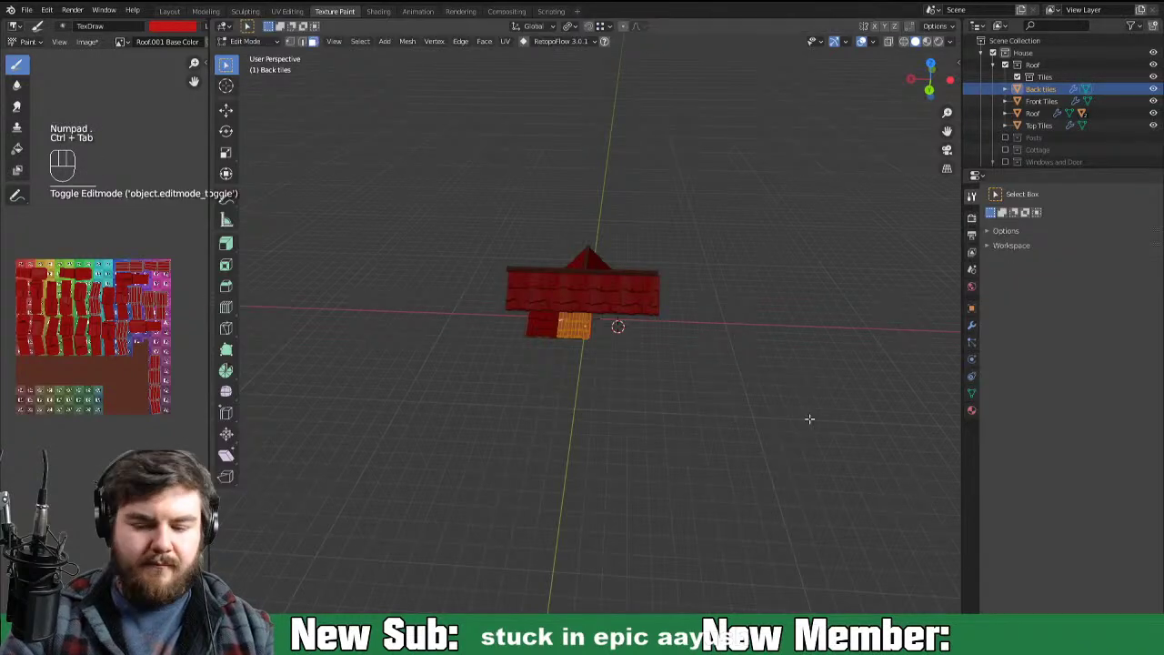
pyautogui.press('KP_Decimal')
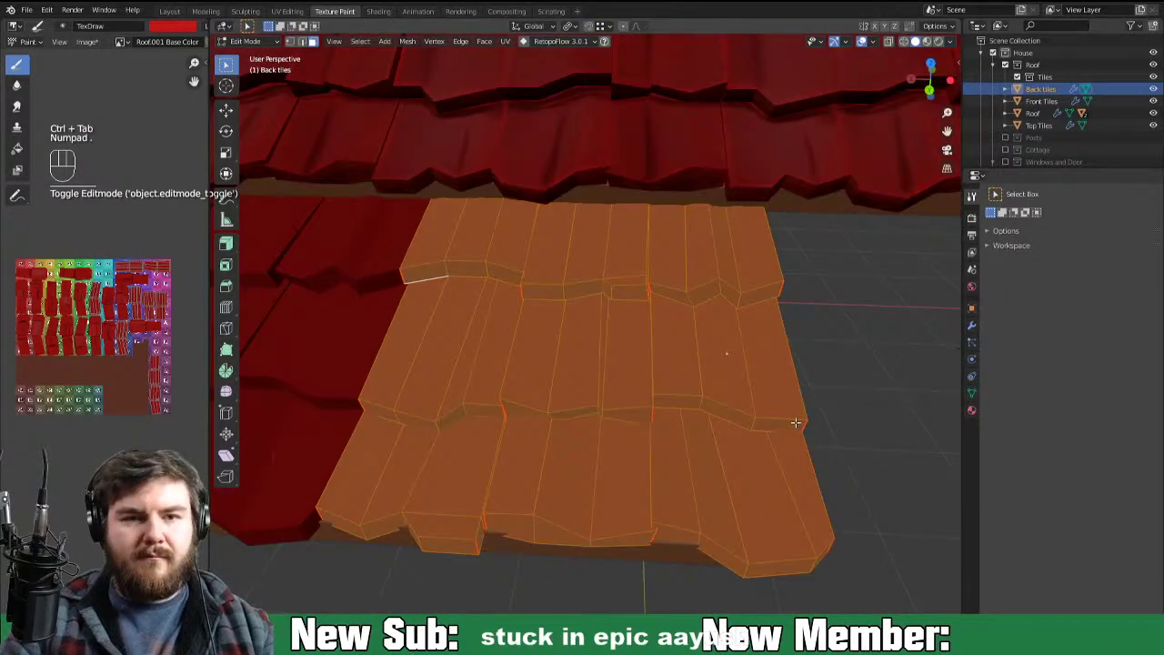
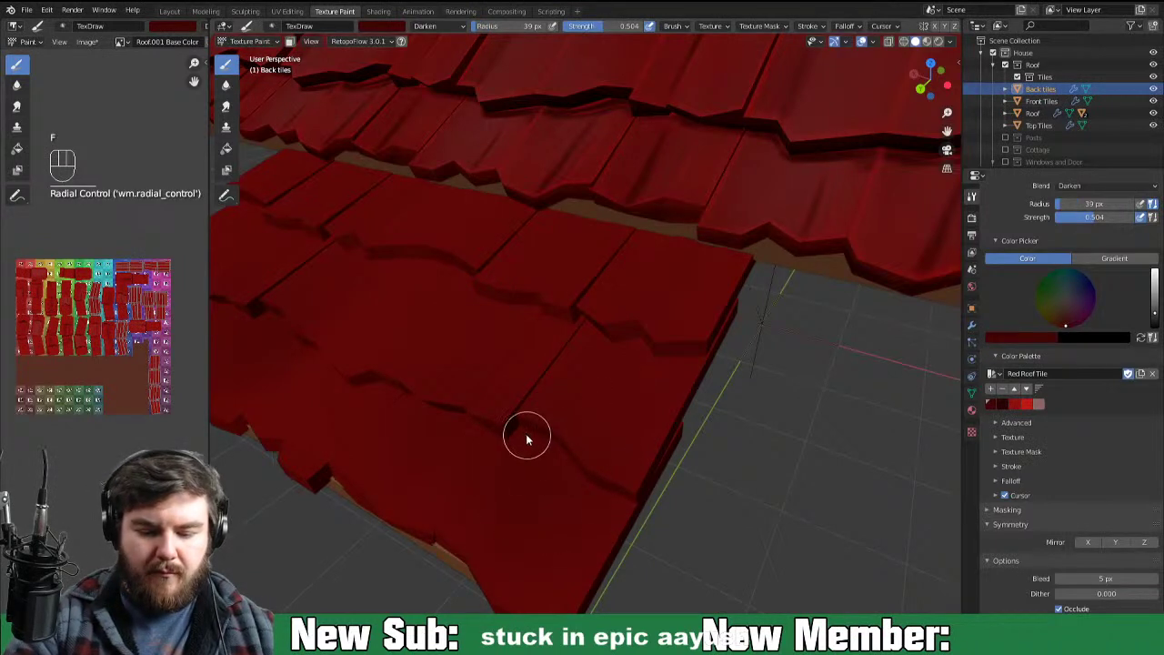
# Step: Paint dark red Darken shadow strokes along the middle rows of the back tiles
pyautogui.click(587, 481)
pyautogui.moveTo(561, 465); pyautogui.dragTo(625, 509)
pyautogui.moveTo(618, 511); pyautogui.dragTo(657, 526)
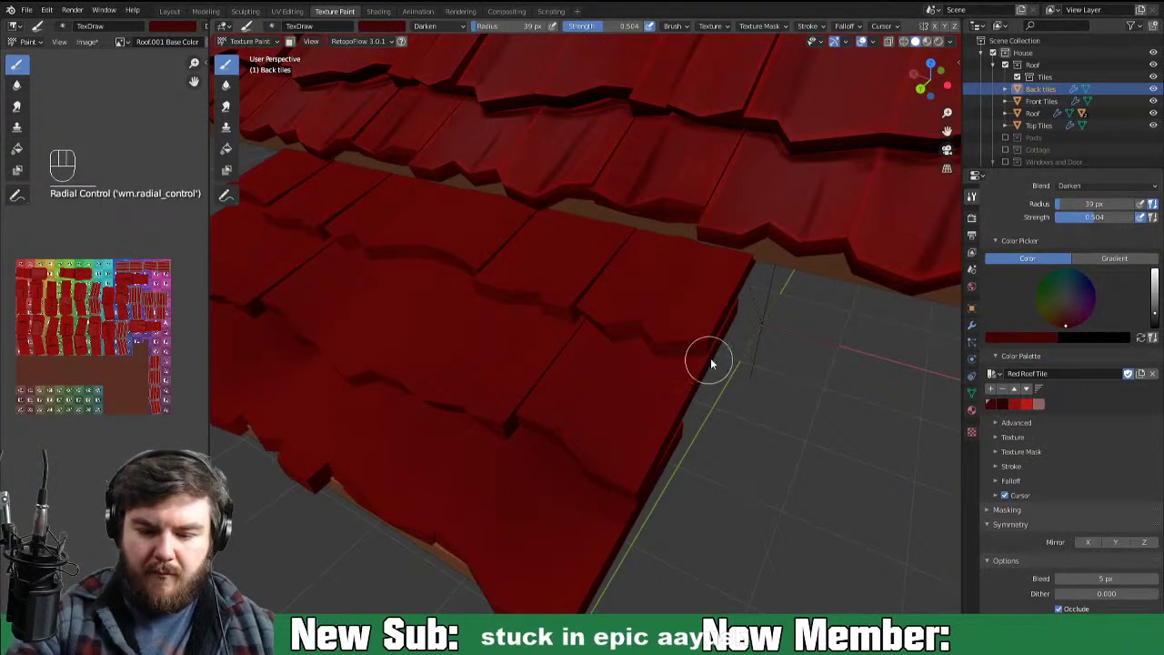
pyautogui.moveTo(641, 365); pyautogui.dragTo(688, 366)
pyautogui.doubleClick(630, 355)
pyautogui.click(587, 353)
pyautogui.moveTo(590, 330); pyautogui.dragTo(657, 365)
pyautogui.click(502, 307)
pyautogui.click(567, 330)
pyautogui.moveTo(499, 305); pyautogui.dragTo(564, 333)
# Step: Extend the shadow strokes across the left and lower back-tile rows
pyautogui.click(488, 307)
pyautogui.moveTo(427, 262); pyautogui.dragTo(477, 305)
pyautogui.moveTo(401, 266); pyautogui.dragTo(462, 292)
pyautogui.moveTo(467, 284); pyautogui.dragTo(419, 272)
pyautogui.moveTo(539, 328); pyautogui.dragTo(580, 339)
pyautogui.moveTo(387, 353); pyautogui.dragTo(462, 354)
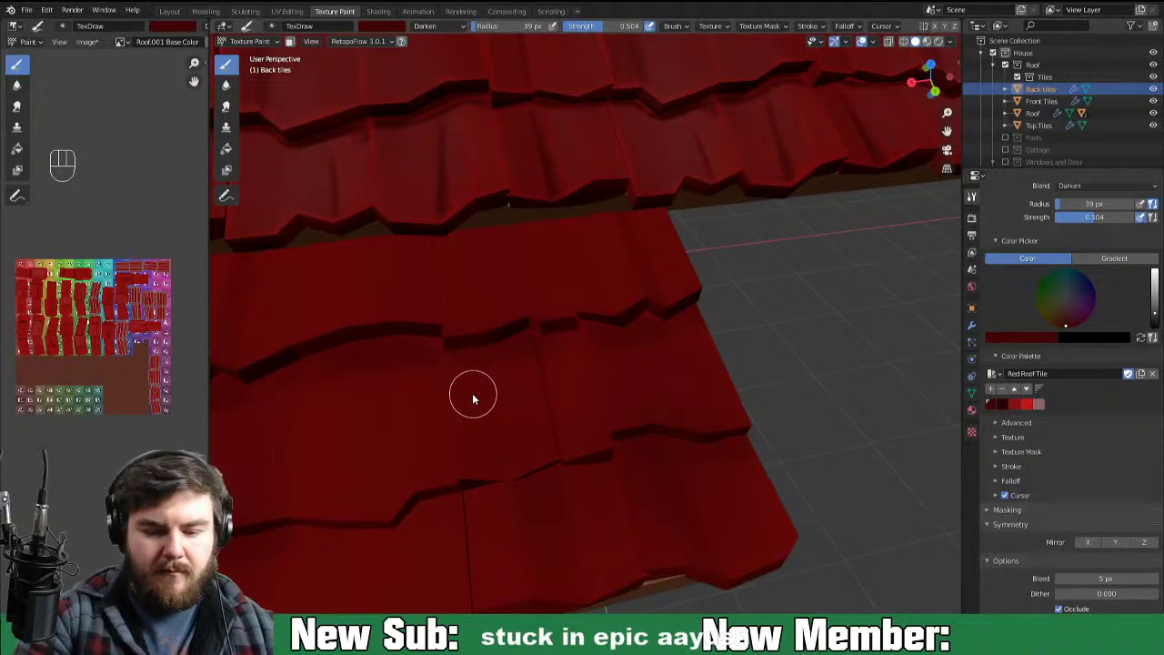
pyautogui.moveTo(541, 384); pyautogui.dragTo(593, 359)
pyautogui.moveTo(612, 366); pyautogui.dragTo(738, 385)
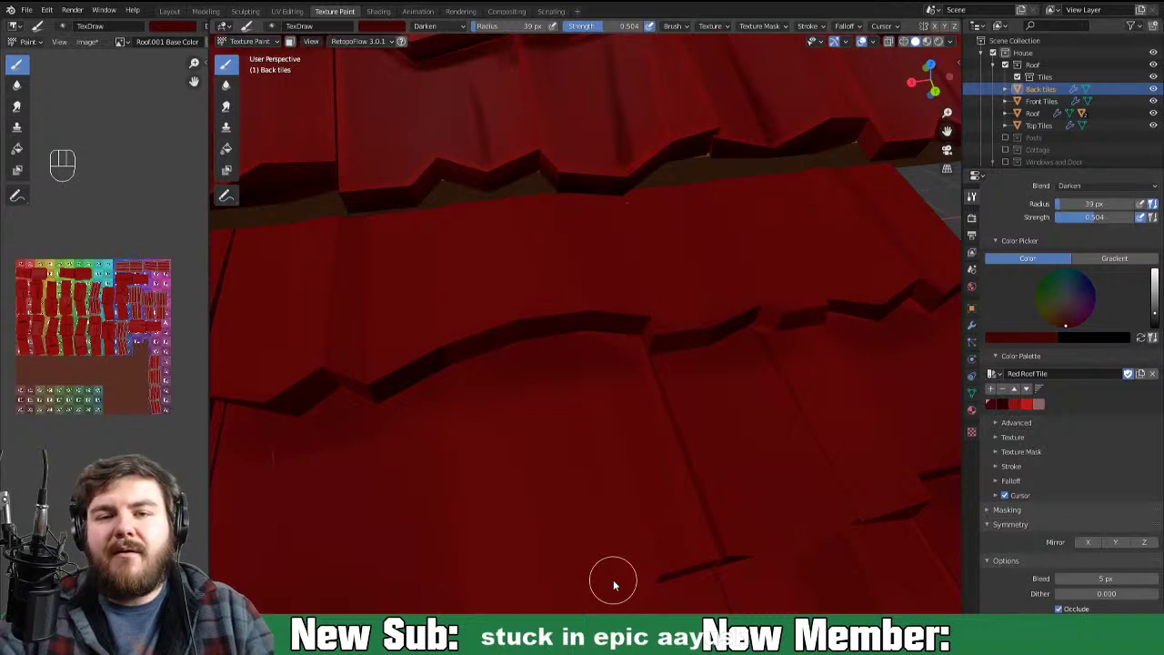
# Step: Paint dark red Darken-blend shadow along the first stretch of overlapping back tile edges
pyautogui.moveTo(640, 346); pyautogui.dragTo(648, 344)
pyautogui.moveTo(654, 343); pyautogui.dragTo(625, 348)
pyautogui.click(658, 350)
pyautogui.click(584, 339)
pyautogui.moveTo(544, 359); pyautogui.dragTo(550, 358)
pyautogui.click(559, 347)
pyautogui.click(511, 348)
pyautogui.doubleClick(530, 350)
pyautogui.moveTo(511, 352); pyautogui.dragTo(379, 412)
pyautogui.moveTo(509, 363); pyautogui.dragTo(650, 350)
pyautogui.click(625, 346)
pyautogui.middleClick(746, 371)
pyautogui.click(774, 364)
pyautogui.click(764, 365)
pyautogui.middleClick(729, 381)
pyautogui.moveTo(655, 362); pyautogui.dragTo(701, 361)
pyautogui.moveTo(670, 355); pyautogui.dragTo(764, 364)
# Step: Shrink the brush to about 11 px and darken the seams and corners under overlapping back tiles
pyautogui.press('f')
pyautogui.moveTo(657, 352); pyautogui.dragTo(728, 365)
pyautogui.moveTo(738, 360); pyautogui.dragTo(695, 358)
pyautogui.click(695, 358)
pyautogui.click(732, 356)
pyautogui.click(786, 361)
pyautogui.moveTo(737, 379); pyautogui.dragTo(644, 420)
pyautogui.moveTo(630, 387); pyautogui.dragTo(676, 363)
pyautogui.click(602, 396)
pyautogui.click(692, 403)
pyautogui.moveTo(705, 399); pyautogui.dragTo(665, 374)
pyautogui.moveTo(711, 388); pyautogui.dragTo(753, 373)
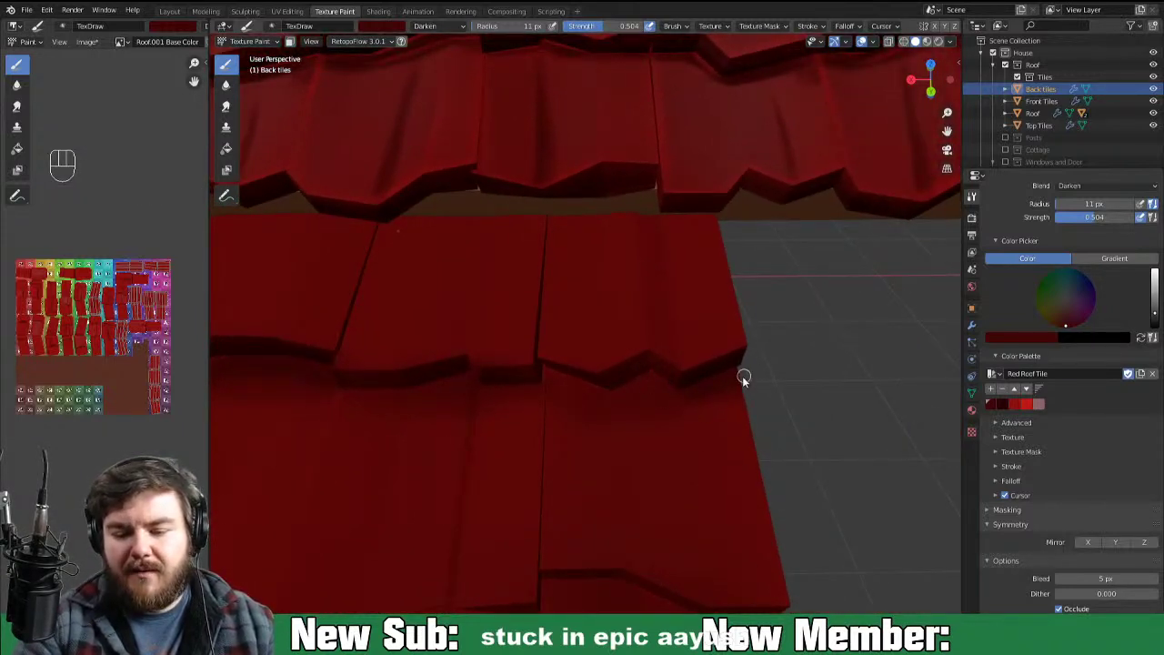
pyautogui.click(760, 360)
pyautogui.click(651, 391)
pyautogui.moveTo(647, 367); pyautogui.dragTo(682, 387)
pyautogui.click(665, 378)
pyautogui.click(613, 400)
pyautogui.moveTo(608, 395); pyautogui.dragTo(672, 410)
pyautogui.middleClick(654, 462)
pyautogui.moveTo(674, 432); pyautogui.dragTo(650, 450)
pyautogui.moveTo(619, 386); pyautogui.dragTo(652, 306)
pyautogui.click(581, 472)
pyautogui.click(658, 278)
pyautogui.click(587, 427)
pyautogui.moveTo(576, 451); pyautogui.dragTo(643, 307)
pyautogui.moveTo(591, 372); pyautogui.dragTo(637, 297)
pyautogui.click(579, 451)
pyautogui.moveTo(595, 458); pyautogui.dragTo(609, 415)
pyautogui.click(609, 419)
pyautogui.click(593, 461)
pyautogui.moveTo(740, 518); pyautogui.dragTo(846, 512)
pyautogui.moveTo(744, 487); pyautogui.dragTo(728, 474)
pyautogui.middleClick(642, 492)
pyautogui.click(610, 374)
pyautogui.click(595, 476)
pyautogui.click(593, 488)
pyautogui.moveTo(608, 407); pyautogui.dragTo(584, 543)
pyautogui.moveTo(622, 348); pyautogui.dragTo(577, 545)
pyautogui.click(583, 502)
pyautogui.moveTo(505, 475); pyautogui.dragTo(547, 374)
pyautogui.moveTo(542, 380); pyautogui.dragTo(489, 539)
pyautogui.moveTo(513, 434); pyautogui.dragTo(540, 371)
pyautogui.moveTo(515, 397); pyautogui.dragTo(474, 530)
pyautogui.click(502, 496)
pyautogui.moveTo(763, 485); pyautogui.dragTo(757, 482)
pyautogui.moveTo(775, 464); pyautogui.dragTo(745, 518)
# Step: Orbit around the back roof and shade the remaining tile edges and corners dark red
pyautogui.middleClick(739, 552)
pyautogui.middleClick(818, 497)
pyautogui.moveTo(718, 453); pyautogui.dragTo(760, 462)
pyautogui.moveTo(687, 440); pyautogui.dragTo(701, 448)
pyautogui.click(756, 452)
pyautogui.moveTo(647, 436); pyautogui.dragTo(828, 462)
pyautogui.click(826, 447)
pyautogui.moveTo(838, 444); pyautogui.dragTo(888, 434)
pyautogui.moveTo(756, 467); pyautogui.dragTo(770, 459)
pyautogui.moveTo(774, 469); pyautogui.dragTo(878, 446)
pyautogui.click(774, 461)
pyautogui.moveTo(829, 460); pyautogui.dragTo(733, 447)
pyautogui.middleClick(713, 464)
pyautogui.moveTo(701, 471); pyautogui.dragTo(764, 443)
pyautogui.middleClick(747, 461)
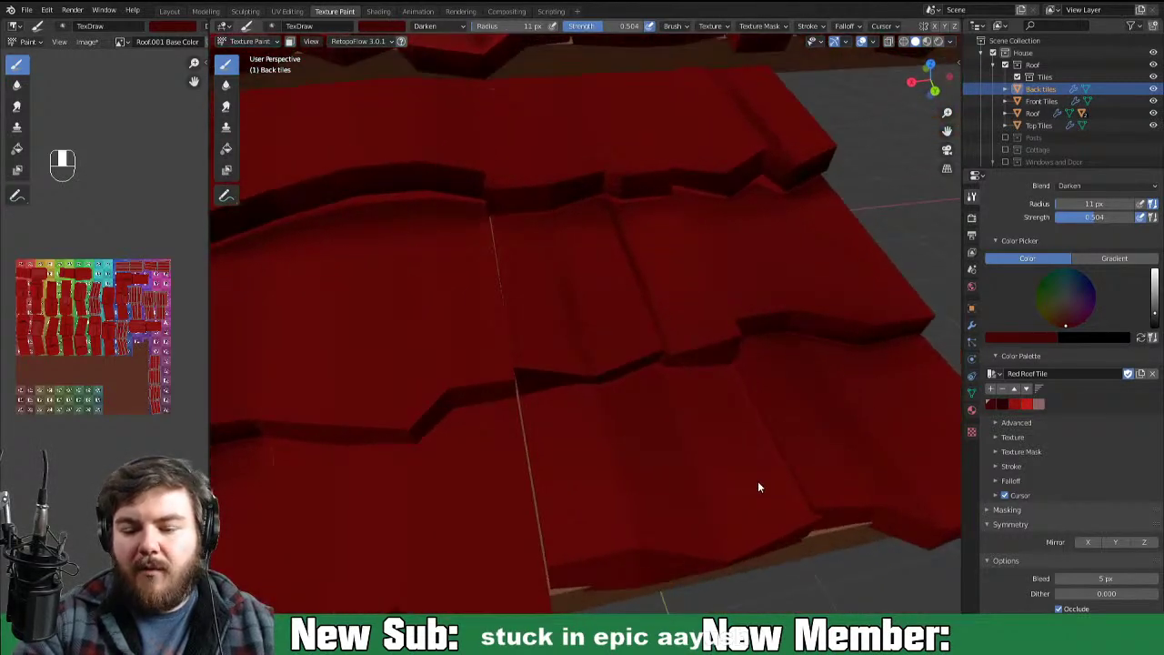
pyautogui.moveTo(649, 369); pyautogui.dragTo(678, 368)
pyautogui.moveTo(660, 364); pyautogui.dragTo(677, 366)
pyautogui.moveTo(733, 367); pyautogui.dragTo(762, 370)
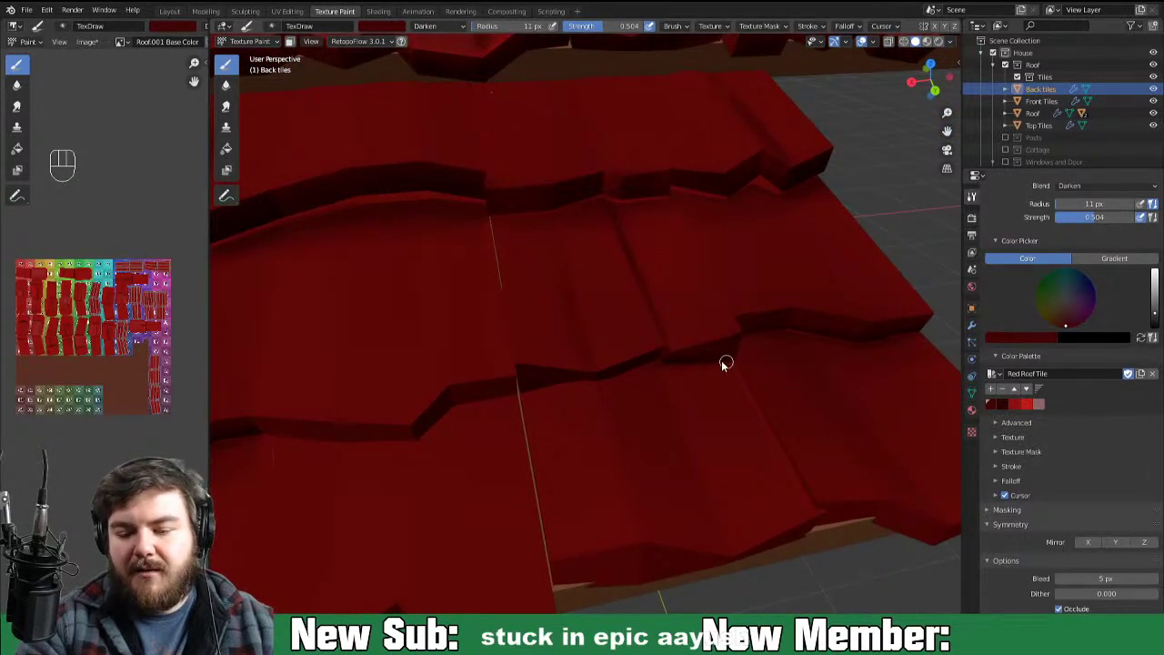
pyautogui.click(662, 369)
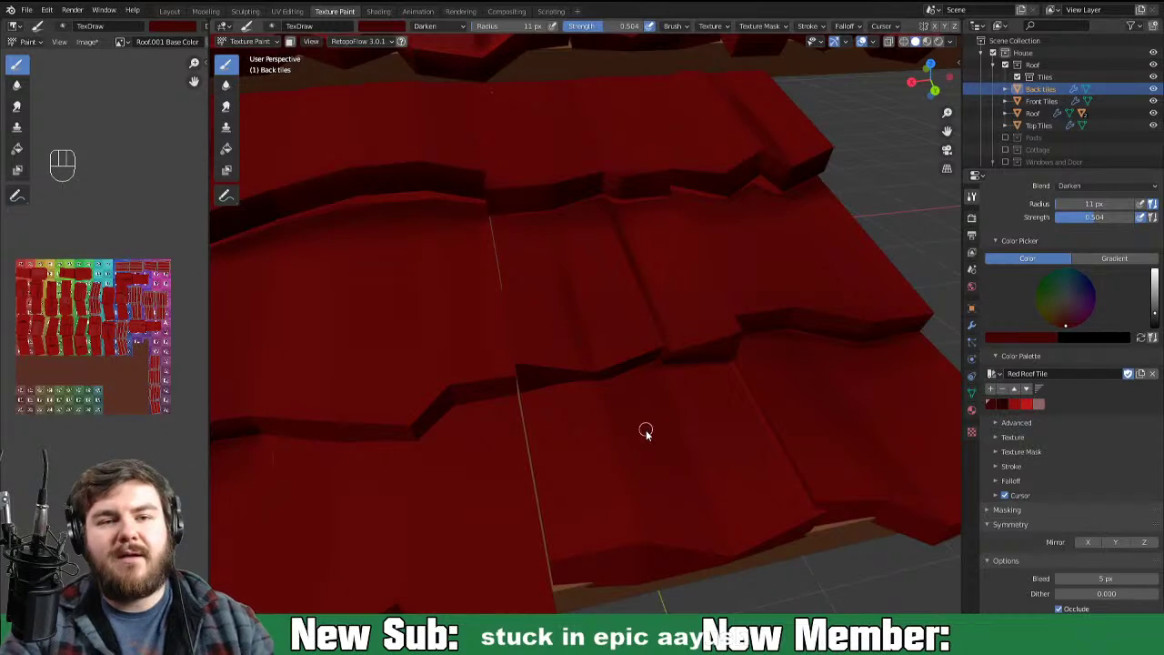
pyautogui.moveTo(771, 387); pyautogui.dragTo(765, 376)
pyautogui.moveTo(543, 368); pyautogui.dragTo(626, 347)
pyautogui.click(627, 344)
pyautogui.moveTo(562, 351); pyautogui.dragTo(642, 348)
pyautogui.moveTo(532, 362); pyautogui.dragTo(669, 346)
pyautogui.moveTo(572, 360); pyautogui.dragTo(719, 345)
pyautogui.middleClick(772, 378)
pyautogui.click(676, 333)
pyautogui.moveTo(648, 332); pyautogui.dragTo(692, 330)
pyautogui.click(674, 336)
pyautogui.moveTo(668, 336); pyautogui.dragTo(730, 343)
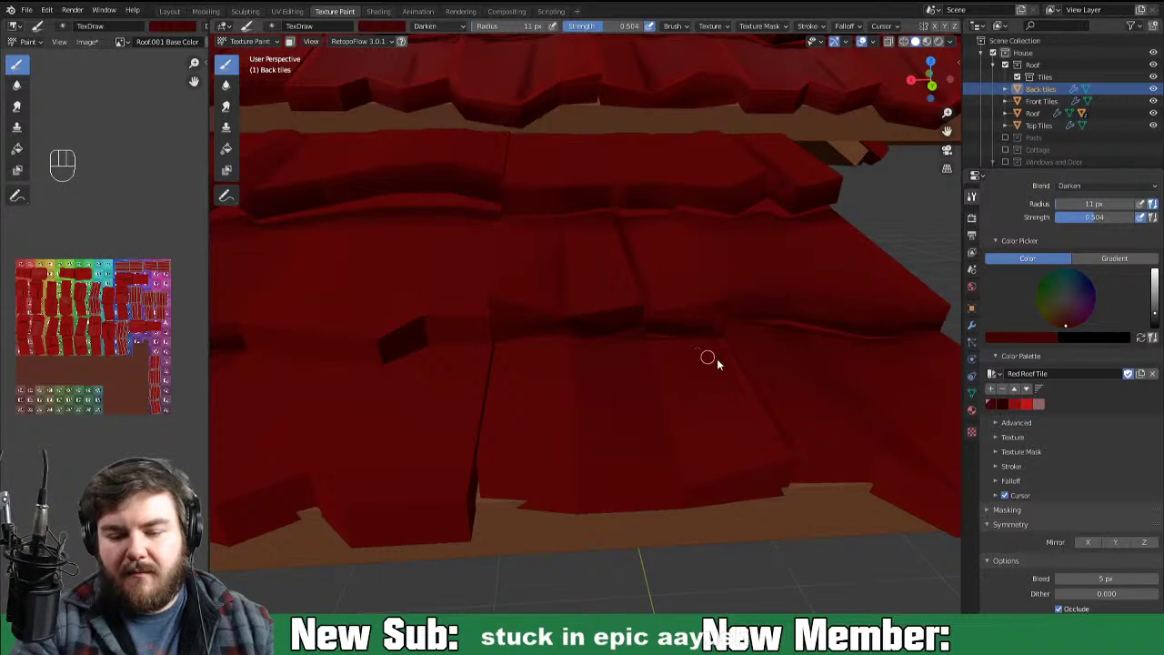
# Step: Enlarge the Darken brush to 47 px and lay broad dark strokes over the first rows of back tiles
pyautogui.press('f')
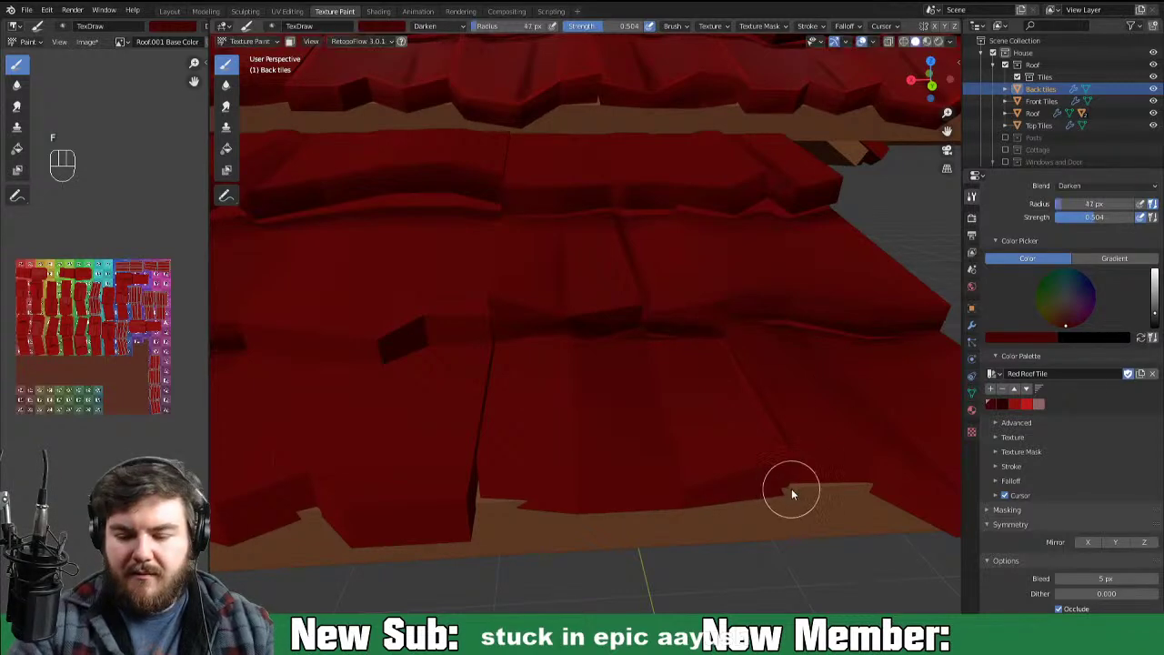
pyautogui.moveTo(819, 482); pyautogui.dragTo(809, 457)
pyautogui.moveTo(641, 387); pyautogui.dragTo(774, 367)
pyautogui.click(629, 386)
pyautogui.click(623, 376)
pyautogui.moveTo(469, 374); pyautogui.dragTo(638, 395)
pyautogui.moveTo(530, 373); pyautogui.dragTo(666, 392)
pyautogui.click(464, 369)
pyautogui.moveTo(481, 375); pyautogui.dragTo(681, 391)
pyautogui.moveTo(703, 385); pyautogui.dragTo(752, 377)
pyautogui.middleClick(861, 428)
pyautogui.moveTo(742, 407); pyautogui.dragTo(600, 405)
pyautogui.moveTo(494, 379); pyautogui.dragTo(602, 403)
pyautogui.moveTo(511, 375); pyautogui.dragTo(666, 419)
# Step: Shade the upper back tiles with wide dark sweeps from a new angle
pyautogui.middleClick(632, 393)
pyautogui.click(696, 330)
pyautogui.click(561, 364)
pyautogui.moveTo(714, 333); pyautogui.dragTo(732, 332)
pyautogui.moveTo(715, 358); pyautogui.dragTo(669, 373)
pyautogui.moveTo(491, 393); pyautogui.dragTo(641, 325)
pyautogui.middleClick(529, 401)
pyautogui.moveTo(521, 354); pyautogui.dragTo(765, 297)
pyautogui.moveTo(553, 363); pyautogui.dragTo(630, 347)
pyautogui.moveTo(765, 339); pyautogui.dragTo(623, 379)
pyautogui.click(575, 316)
pyautogui.moveTo(617, 302); pyautogui.dragTo(831, 245)
pyautogui.moveTo(813, 232); pyautogui.dragTo(869, 221)
pyautogui.moveTo(707, 330); pyautogui.dragTo(654, 364)
pyautogui.moveTo(706, 260); pyautogui.dragTo(817, 238)
pyautogui.moveTo(629, 289); pyautogui.dragTo(826, 257)
pyautogui.moveTo(616, 422); pyautogui.dragTo(678, 481)
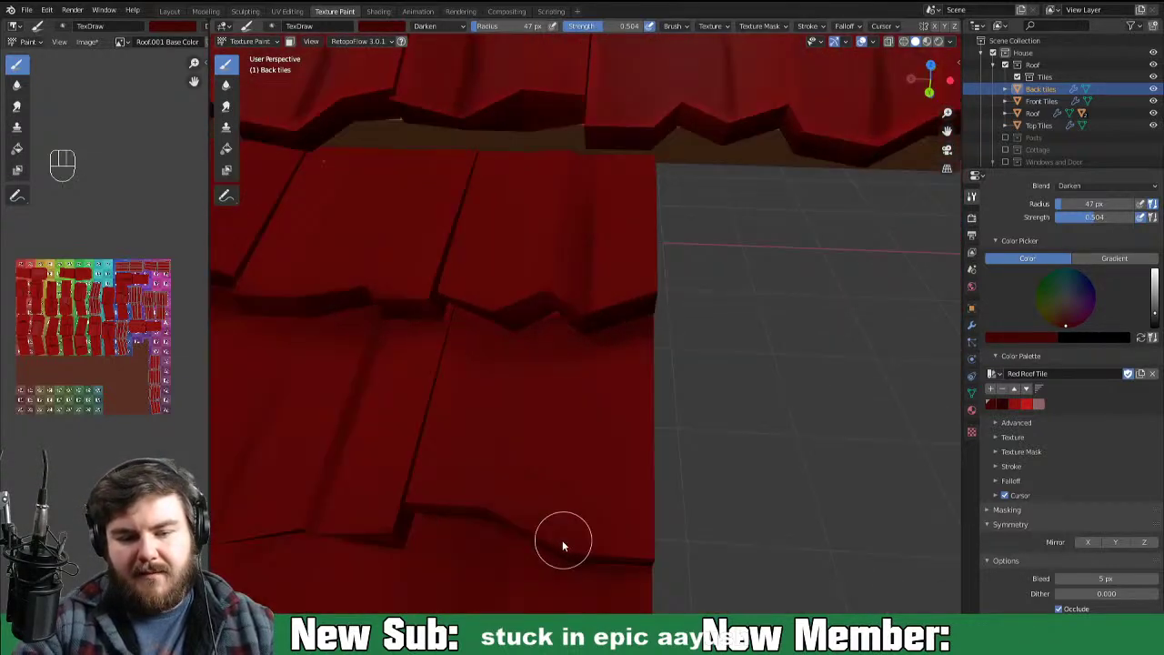
pyautogui.moveTo(761, 515); pyautogui.dragTo(752, 502)
pyautogui.moveTo(686, 520); pyautogui.dragTo(663, 523)
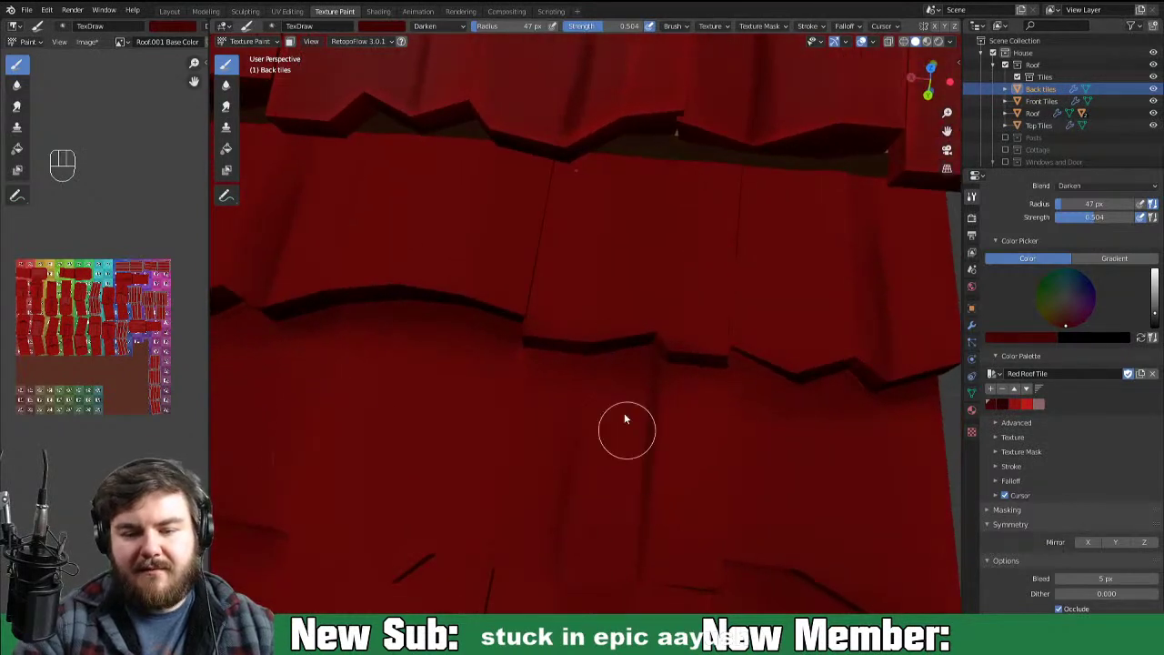
# Step: Darken the middle and lower back tiles with vertical strokes and single-tile dabs
pyautogui.click(568, 354)
pyautogui.click(557, 333)
pyautogui.click(622, 220)
pyautogui.click(630, 258)
pyautogui.click(666, 329)
pyautogui.moveTo(704, 381); pyautogui.dragTo(717, 316)
pyautogui.click(599, 554)
pyautogui.click(619, 578)
pyautogui.moveTo(529, 602); pyautogui.dragTo(517, 510)
pyautogui.moveTo(623, 531); pyautogui.dragTo(732, 516)
pyautogui.moveTo(515, 419); pyautogui.dragTo(502, 503)
pyautogui.moveTo(521, 304); pyautogui.dragTo(504, 423)
pyautogui.moveTo(521, 516); pyautogui.dragTo(529, 421)
pyautogui.click(547, 515)
pyautogui.click(576, 377)
pyautogui.click(601, 527)
pyautogui.click(649, 485)
pyautogui.click(671, 466)
pyautogui.moveTo(613, 282); pyautogui.dragTo(581, 591)
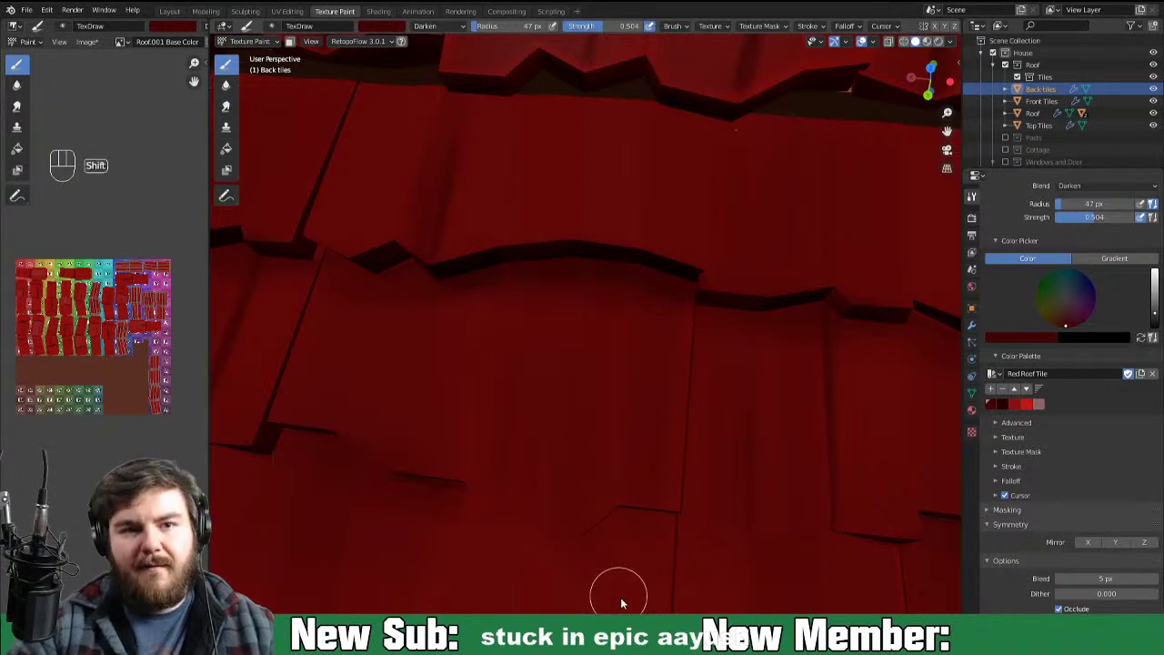
pyautogui.moveTo(672, 479); pyautogui.dragTo(685, 379)
pyautogui.click(635, 440)
pyautogui.click(663, 481)
pyautogui.moveTo(694, 338); pyautogui.dragTo(698, 518)
pyautogui.click(698, 441)
pyautogui.moveTo(599, 334); pyautogui.dragTo(558, 451)
pyautogui.click(547, 339)
pyautogui.moveTo(522, 295); pyautogui.dragTo(478, 459)
pyautogui.moveTo(488, 525); pyautogui.dragTo(498, 558)
pyautogui.moveTo(688, 489); pyautogui.dragTo(700, 431)
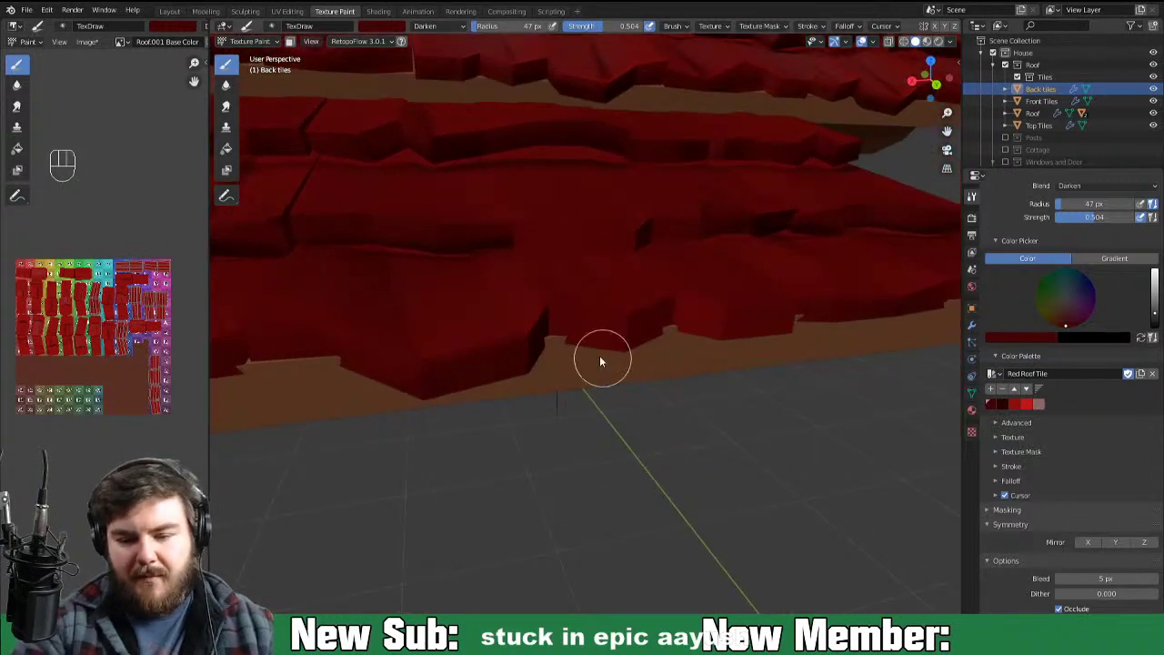
pyautogui.click(646, 345)
pyautogui.moveTo(576, 339); pyautogui.dragTo(602, 347)
pyautogui.click(701, 327)
pyautogui.click(758, 342)
pyautogui.moveTo(743, 334); pyautogui.dragTo(825, 326)
pyautogui.moveTo(714, 331); pyautogui.dragTo(832, 325)
pyautogui.moveTo(842, 358); pyautogui.dragTo(817, 354)
# Step: Finish the broad dark shading across the remaining bottom-corner back tiles
pyautogui.middleClick(748, 356)
pyautogui.moveTo(624, 305); pyautogui.dragTo(636, 313)
pyautogui.click(742, 339)
pyautogui.moveTo(748, 360); pyautogui.dragTo(713, 365)
pyautogui.moveTo(693, 337); pyautogui.dragTo(776, 363)
pyautogui.moveTo(695, 342); pyautogui.dragTo(850, 397)
pyautogui.moveTo(781, 419); pyautogui.dragTo(731, 448)
pyautogui.moveTo(578, 456); pyautogui.dragTo(482, 577)
pyautogui.moveTo(623, 469); pyautogui.dragTo(704, 426)
pyautogui.moveTo(689, 462); pyautogui.dragTo(543, 584)
pyautogui.moveTo(585, 554); pyautogui.dragTo(716, 466)
pyautogui.moveTo(666, 512); pyautogui.dragTo(706, 538)
pyautogui.moveTo(686, 504); pyautogui.dragTo(626, 568)
pyautogui.moveTo(794, 410); pyautogui.dragTo(741, 573)
pyautogui.click(755, 534)
pyautogui.click(723, 509)
pyautogui.click(669, 527)
pyautogui.moveTo(595, 510); pyautogui.dragTo(624, 348)
pyautogui.click(573, 419)
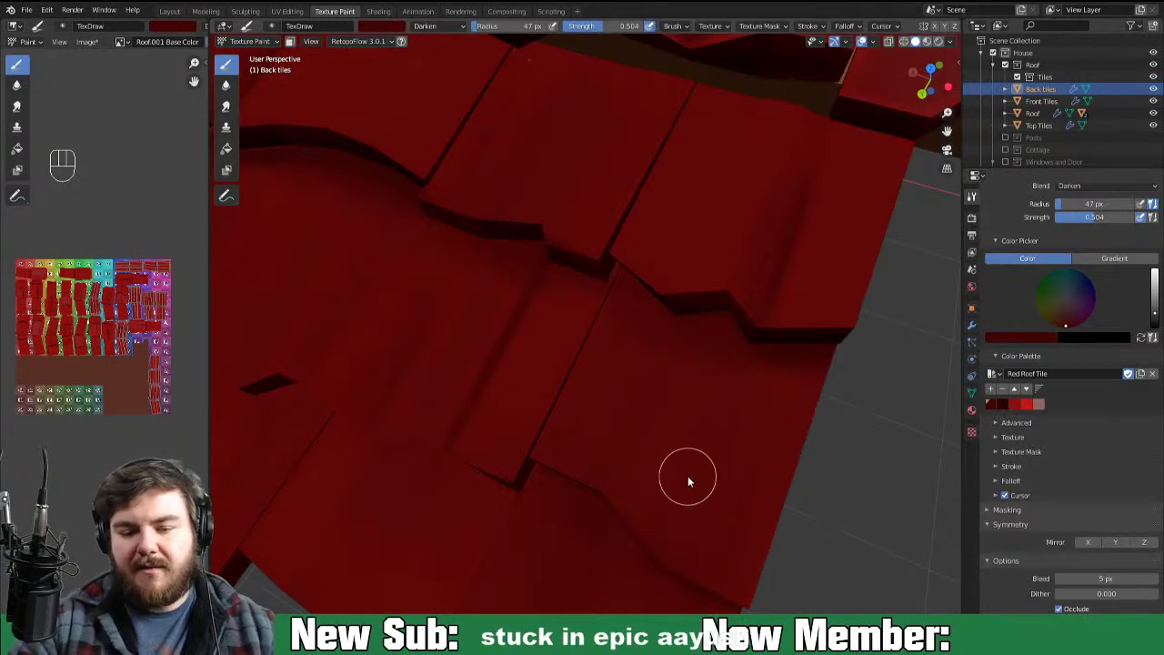
# Step: Shrink the texture brush radius down to 11 px
pyautogui.press('ctrl+-')
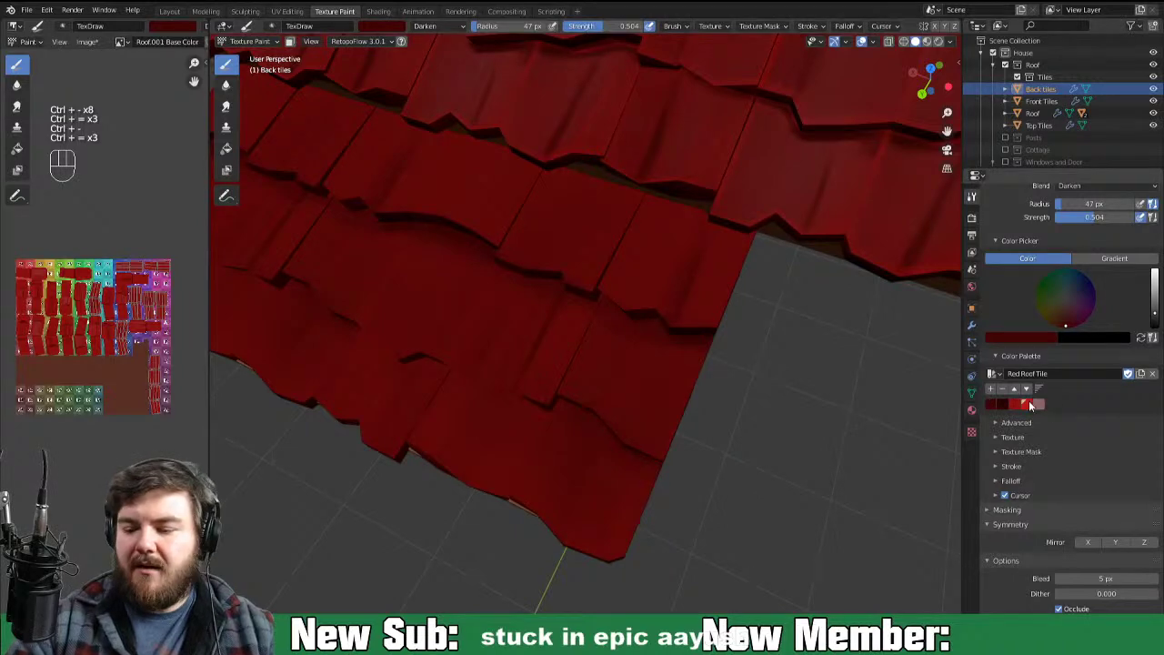
pyautogui.press('ctrl+=')
pyautogui.press('f')
pyautogui.middleClick(786, 438)
pyautogui.middleClick(765, 438)
pyautogui.press('f')
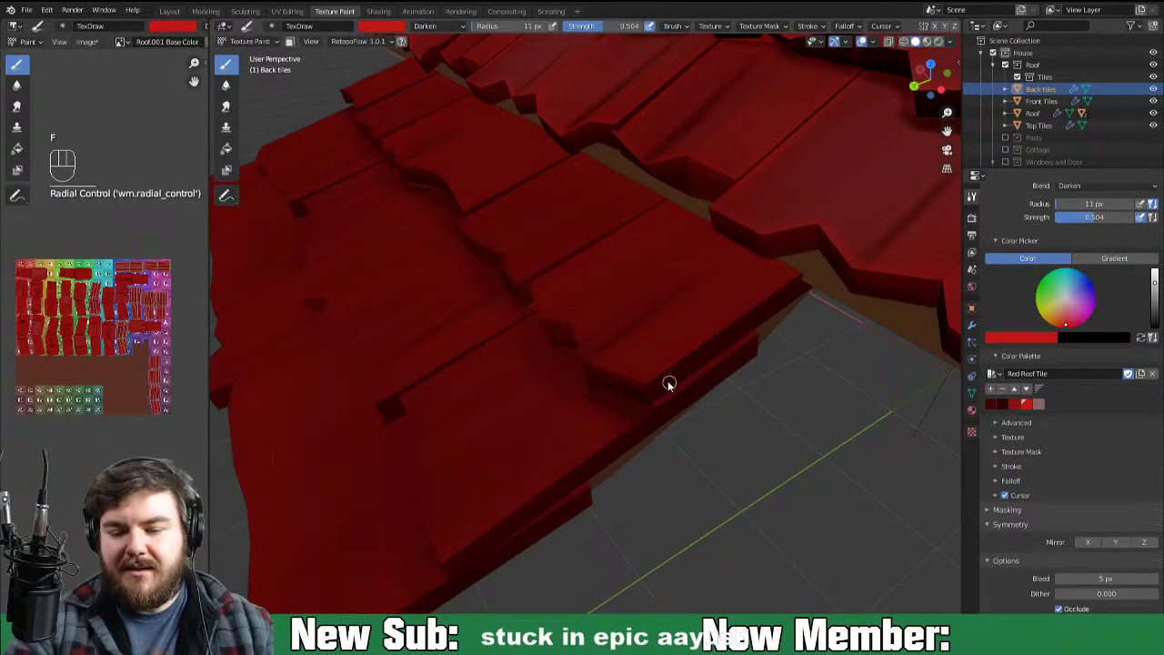
# Step: Switch the brush to the Red Roof Tile palette's bright red with Lighten blending for edge highlights
pyautogui.click(704, 356)
pyautogui.click(723, 333)
pyautogui.click(727, 339)
pyautogui.click(715, 341)
pyautogui.moveTo(790, 289); pyautogui.dragTo(704, 354)
pyautogui.moveTo(804, 277); pyautogui.dragTo(688, 383)
pyautogui.moveTo(463, 35); pyautogui.dragTo(462, 118)
pyautogui.click(728, 330)
pyautogui.moveTo(644, 386); pyautogui.dragTo(789, 294)
pyautogui.moveTo(681, 370); pyautogui.dragTo(821, 275)
pyautogui.moveTo(778, 296); pyautogui.dragTo(815, 259)
pyautogui.click(715, 341)
pyautogui.moveTo(808, 274); pyautogui.dragTo(707, 352)
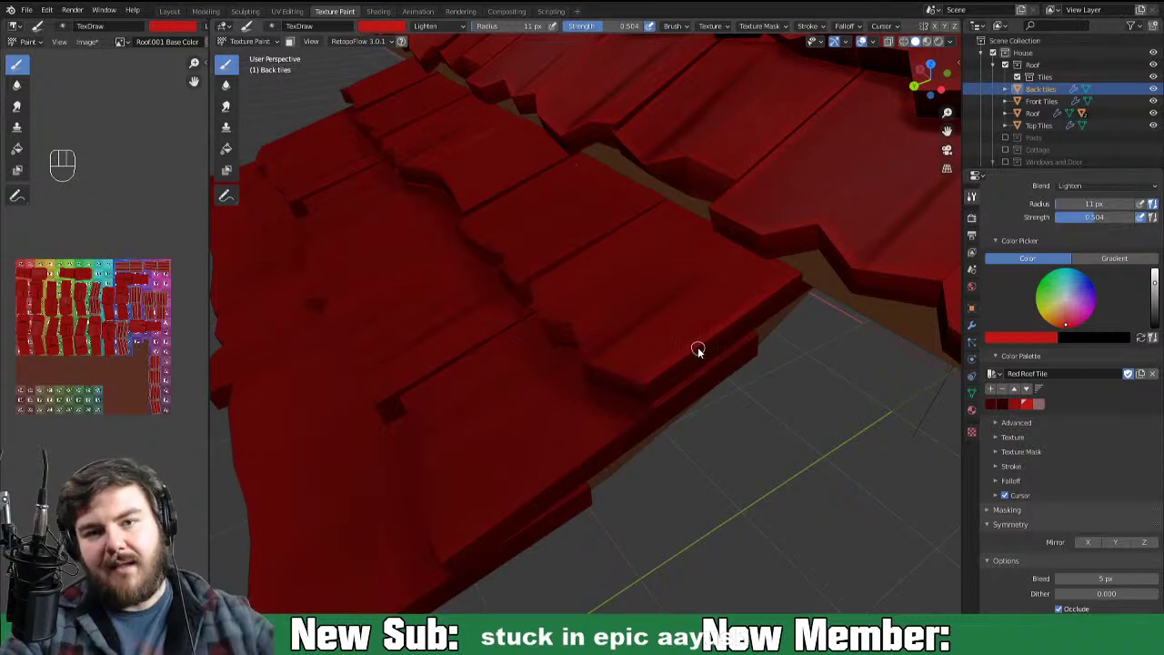
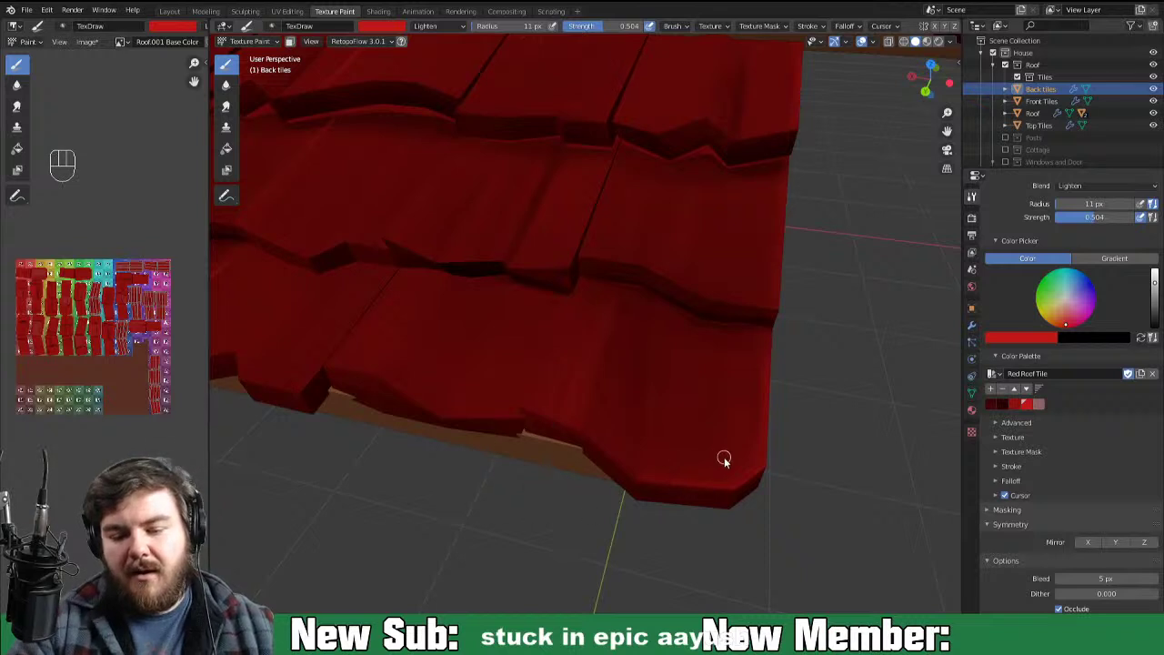
# Step: Paint lighter red Lighten highlights and dabs across the first rows of back roof tiles
pyautogui.moveTo(760, 365); pyautogui.dragTo(745, 474)
pyautogui.moveTo(767, 369); pyautogui.dragTo(760, 434)
pyautogui.click(761, 465)
pyautogui.moveTo(762, 510); pyautogui.dragTo(842, 529)
pyautogui.moveTo(754, 531); pyautogui.dragTo(707, 519)
pyautogui.click(591, 356)
pyautogui.click(567, 446)
pyautogui.click(571, 371)
pyautogui.click(555, 450)
pyautogui.moveTo(587, 337); pyautogui.dragTo(550, 429)
pyautogui.click(570, 342)
pyautogui.moveTo(518, 431); pyautogui.dragTo(525, 378)
pyautogui.moveTo(514, 427); pyautogui.dragTo(522, 385)
pyautogui.click(526, 421)
pyautogui.moveTo(584, 318); pyautogui.dragTo(572, 343)
pyautogui.click(567, 378)
pyautogui.moveTo(532, 436); pyautogui.dragTo(521, 412)
pyautogui.moveTo(522, 436); pyautogui.dragTo(542, 353)
pyautogui.moveTo(572, 311); pyautogui.dragTo(567, 425)
pyautogui.moveTo(663, 472); pyautogui.dragTo(708, 479)
pyautogui.moveTo(708, 430); pyautogui.dragTo(695, 441)
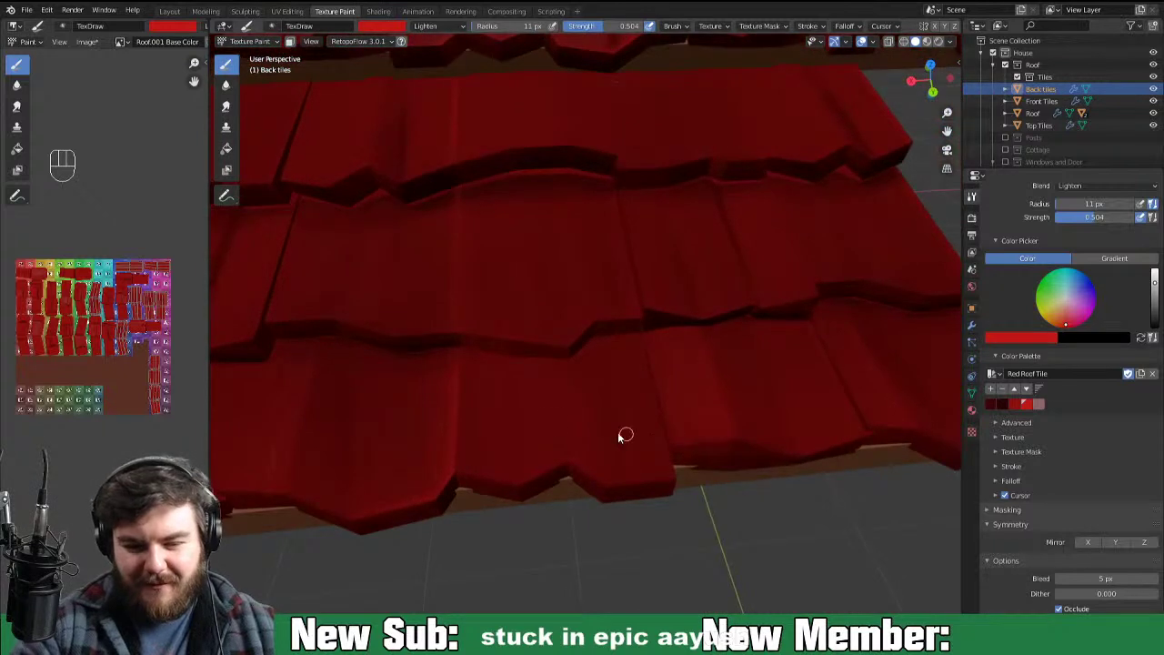
# Step: Add more highlight strokes and dabs over the central and lower back tiles
pyautogui.moveTo(580, 367); pyautogui.dragTo(584, 451)
pyautogui.click(602, 481)
pyautogui.moveTo(609, 497); pyautogui.dragTo(592, 383)
pyautogui.moveTo(595, 410); pyautogui.dragTo(604, 482)
pyautogui.click(615, 466)
pyautogui.moveTo(611, 372); pyautogui.dragTo(618, 410)
pyautogui.moveTo(636, 506); pyautogui.dragTo(626, 390)
pyautogui.click(642, 478)
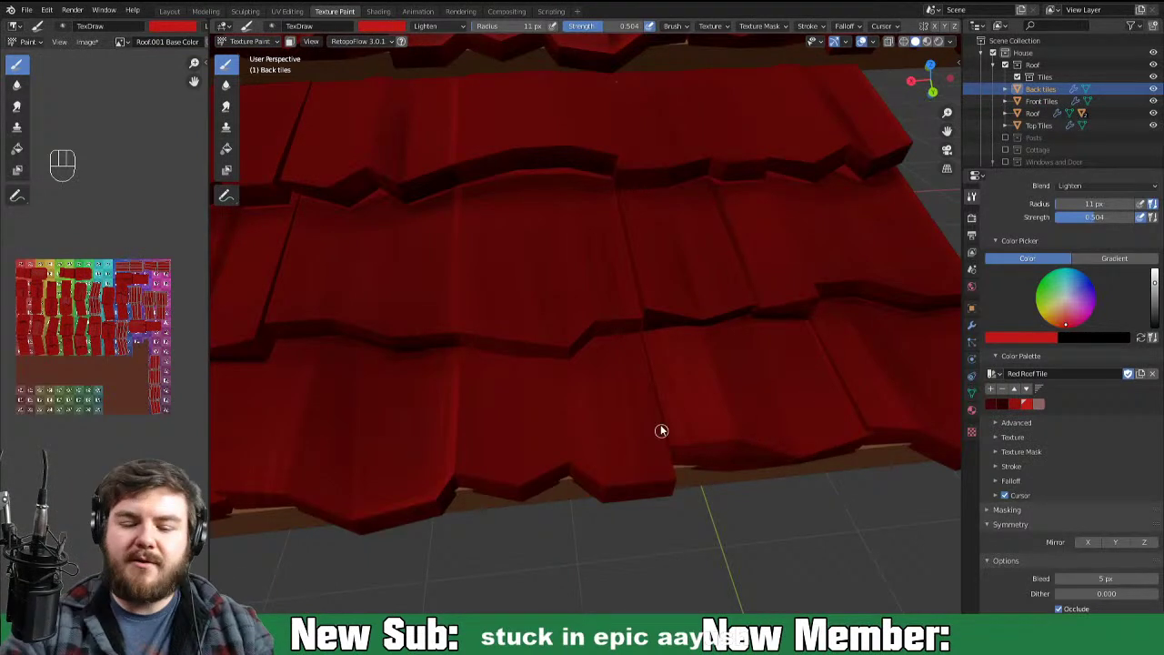
pyautogui.click(667, 476)
pyautogui.moveTo(656, 382); pyautogui.dragTo(660, 480)
pyautogui.click(655, 474)
pyautogui.moveTo(656, 488); pyautogui.dragTo(644, 454)
pyautogui.moveTo(641, 475); pyautogui.dragTo(617, 448)
pyautogui.click(614, 442)
pyautogui.click(611, 481)
pyautogui.click(622, 466)
pyautogui.moveTo(642, 379); pyautogui.dragTo(660, 514)
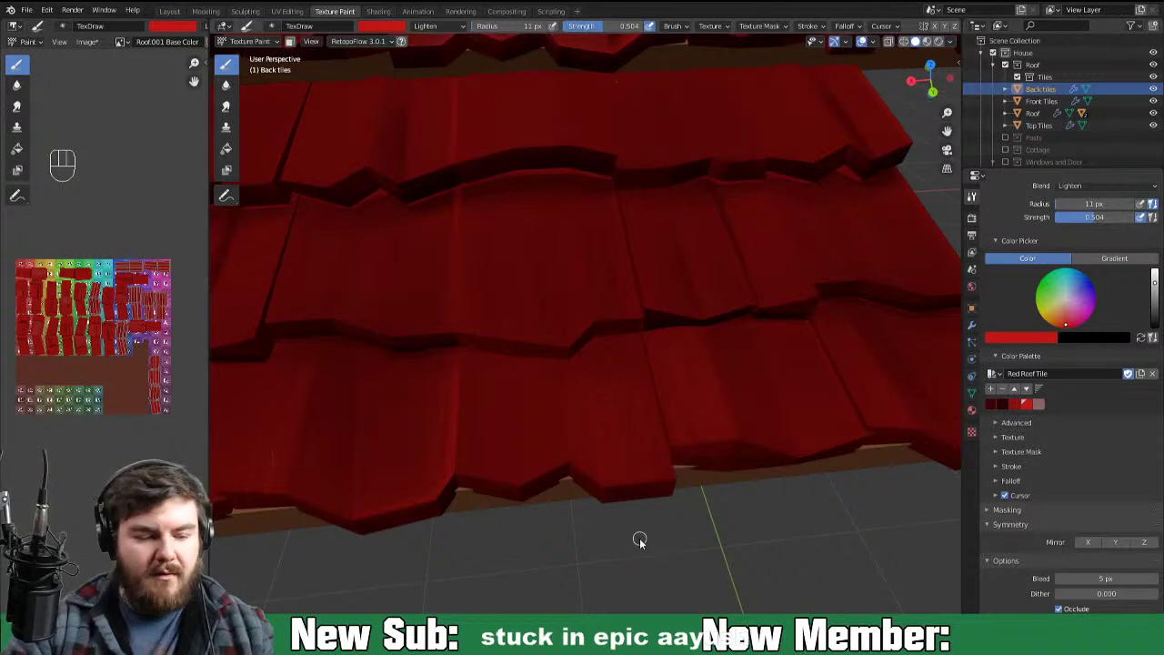
pyautogui.moveTo(745, 512); pyautogui.dragTo(801, 507)
pyautogui.moveTo(731, 502); pyautogui.dragTo(750, 510)
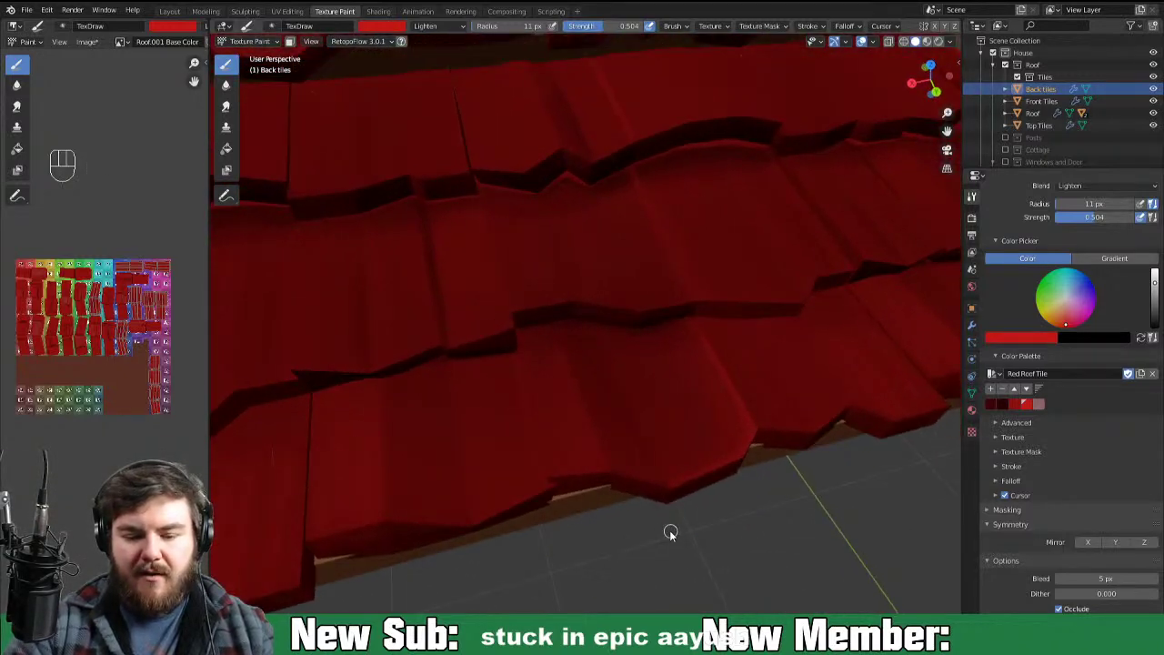
pyautogui.moveTo(650, 547); pyautogui.dragTo(615, 539)
# Step: From a new angle, highlight the upper and right-hand back tiles with lighter red
pyautogui.middleClick(870, 484)
pyautogui.moveTo(803, 471); pyautogui.dragTo(651, 528)
pyautogui.moveTo(720, 517); pyautogui.dragTo(705, 495)
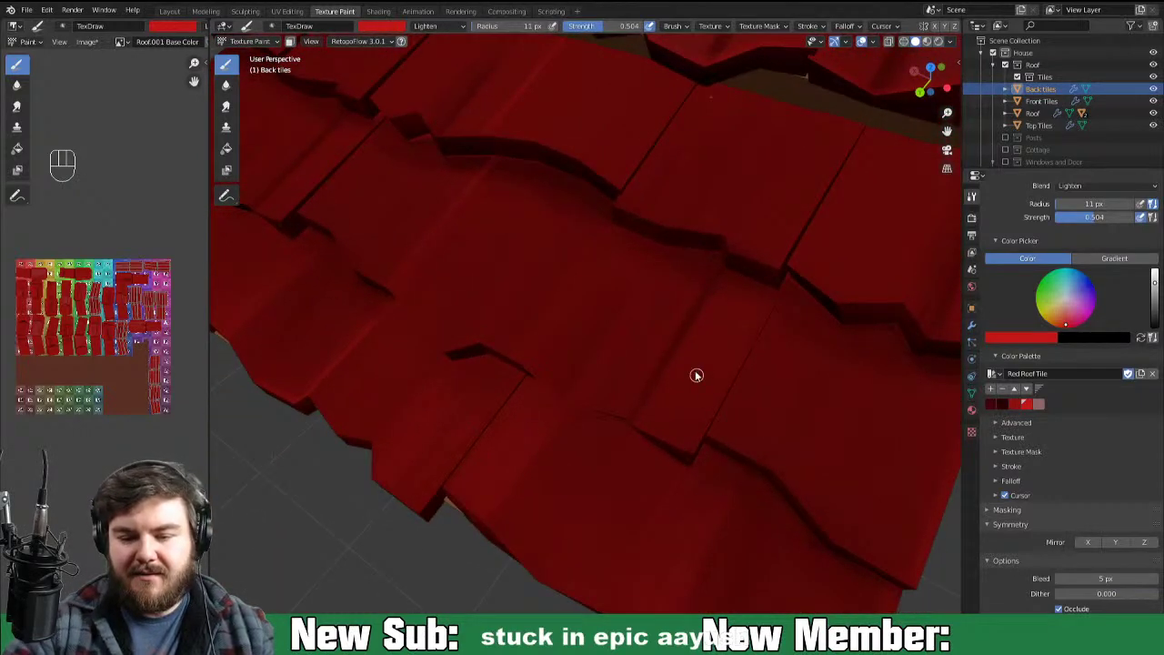
pyautogui.moveTo(699, 297); pyautogui.dragTo(652, 373)
pyautogui.moveTo(691, 306); pyautogui.dragTo(634, 412)
pyautogui.click(628, 416)
pyautogui.moveTo(609, 441); pyautogui.dragTo(707, 282)
pyautogui.moveTo(683, 310); pyautogui.dragTo(621, 405)
pyautogui.click(666, 326)
pyautogui.moveTo(611, 425); pyautogui.dragTo(684, 294)
pyautogui.moveTo(597, 412); pyautogui.dragTo(680, 293)
pyautogui.click(588, 385)
pyautogui.moveTo(649, 289); pyautogui.dragTo(670, 305)
pyautogui.moveTo(619, 408); pyautogui.dragTo(666, 327)
pyautogui.moveTo(783, 458); pyautogui.dragTo(813, 402)
pyautogui.moveTo(793, 425); pyautogui.dragTo(771, 439)
pyautogui.moveTo(784, 434); pyautogui.dragTo(673, 493)
# Step: Orbit again and finish the highlights along the top tile rows
pyautogui.middleClick(701, 489)
pyautogui.click(658, 371)
pyautogui.click(729, 267)
pyautogui.click(715, 283)
pyautogui.moveTo(677, 346); pyautogui.dragTo(758, 265)
pyautogui.moveTo(684, 354); pyautogui.dragTo(771, 260)
pyautogui.moveTo(673, 401); pyautogui.dragTo(715, 331)
pyautogui.click(658, 377)
pyautogui.moveTo(656, 399); pyautogui.dragTo(778, 236)
pyautogui.moveTo(735, 298); pyautogui.dragTo(792, 241)
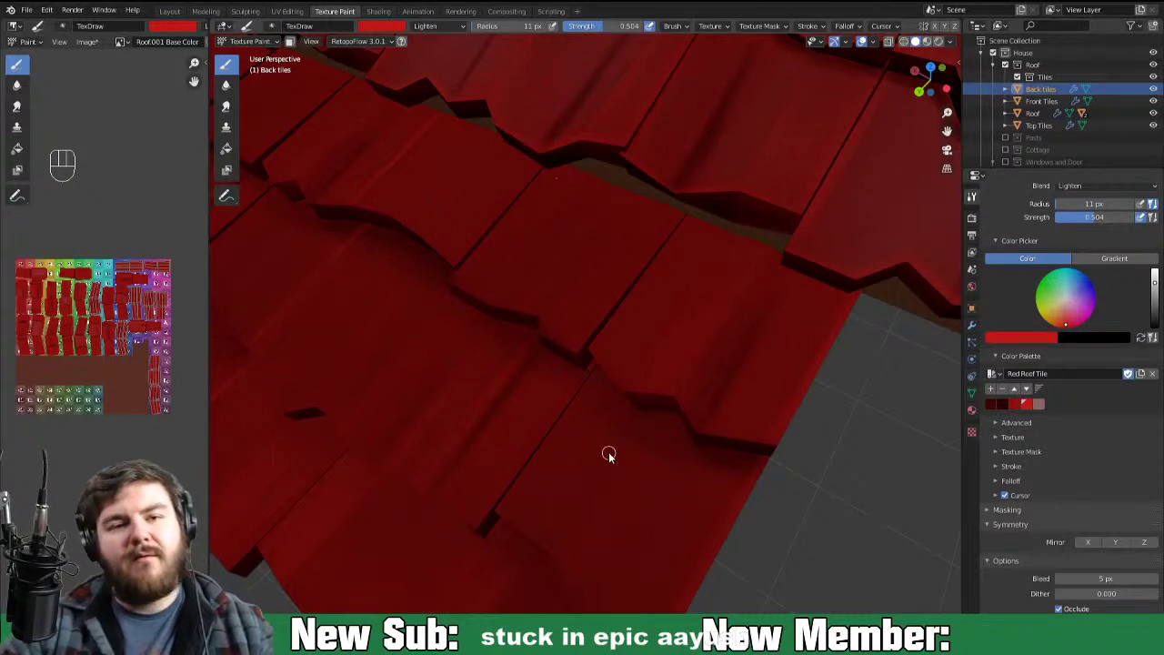
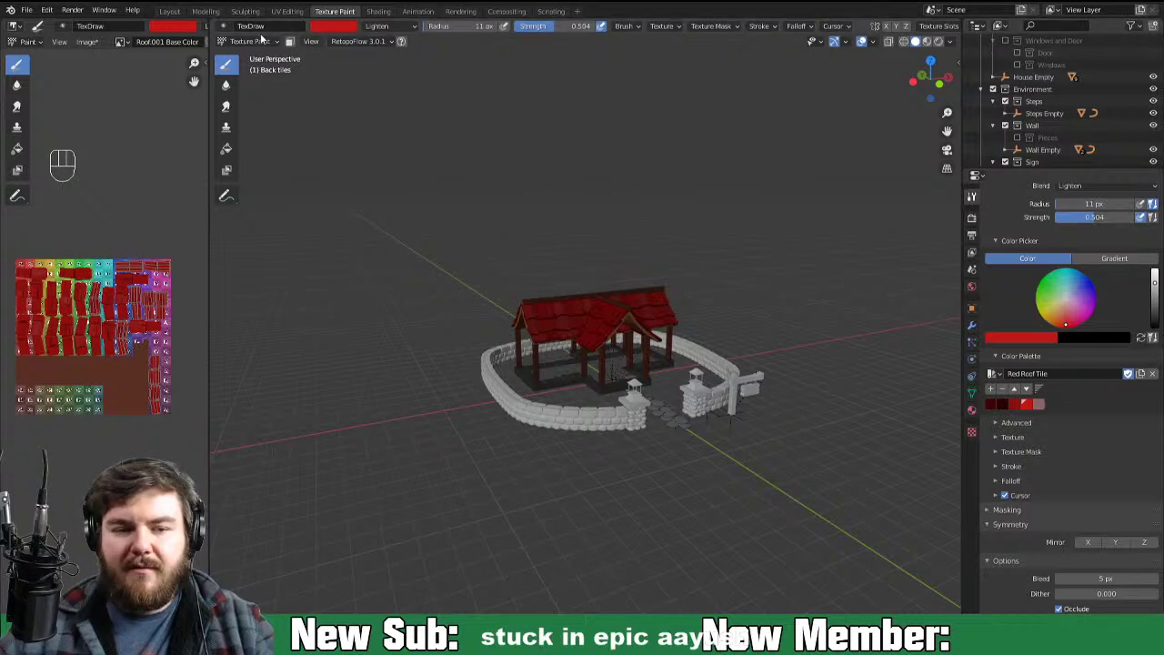
# Step: Return to Object Mode and inspect the painted cottage from front and behind
pyautogui.moveTo(268, 47); pyautogui.dragTo(266, 62)
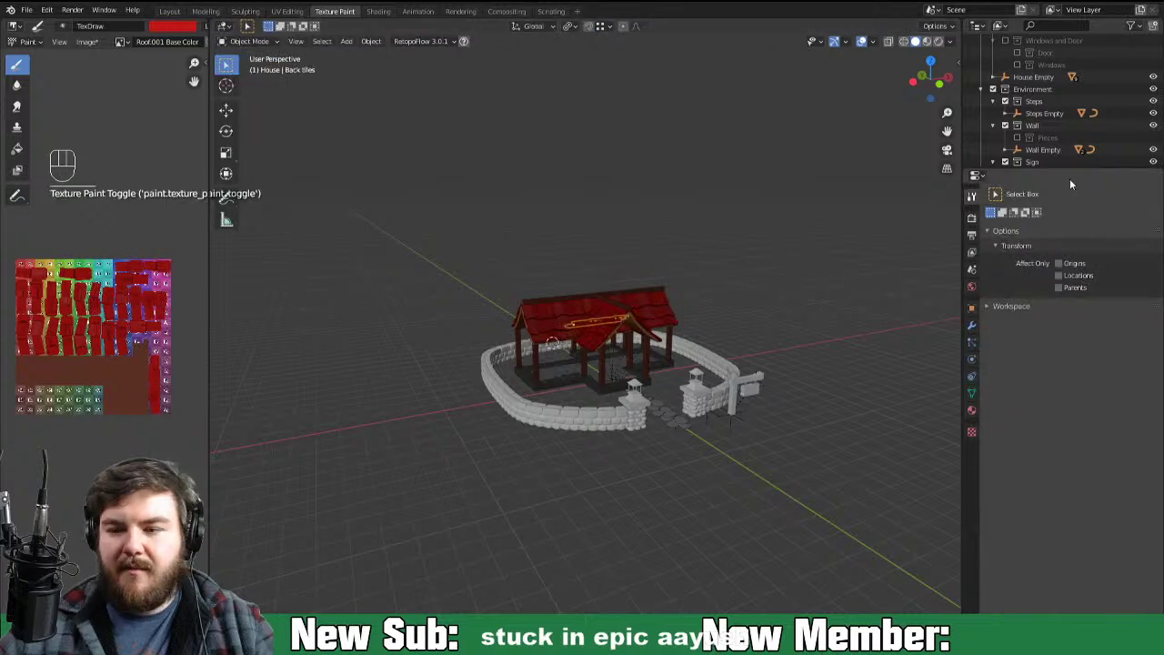
pyautogui.click(1009, 107)
pyautogui.moveTo(765, 395); pyautogui.dragTo(716, 393)
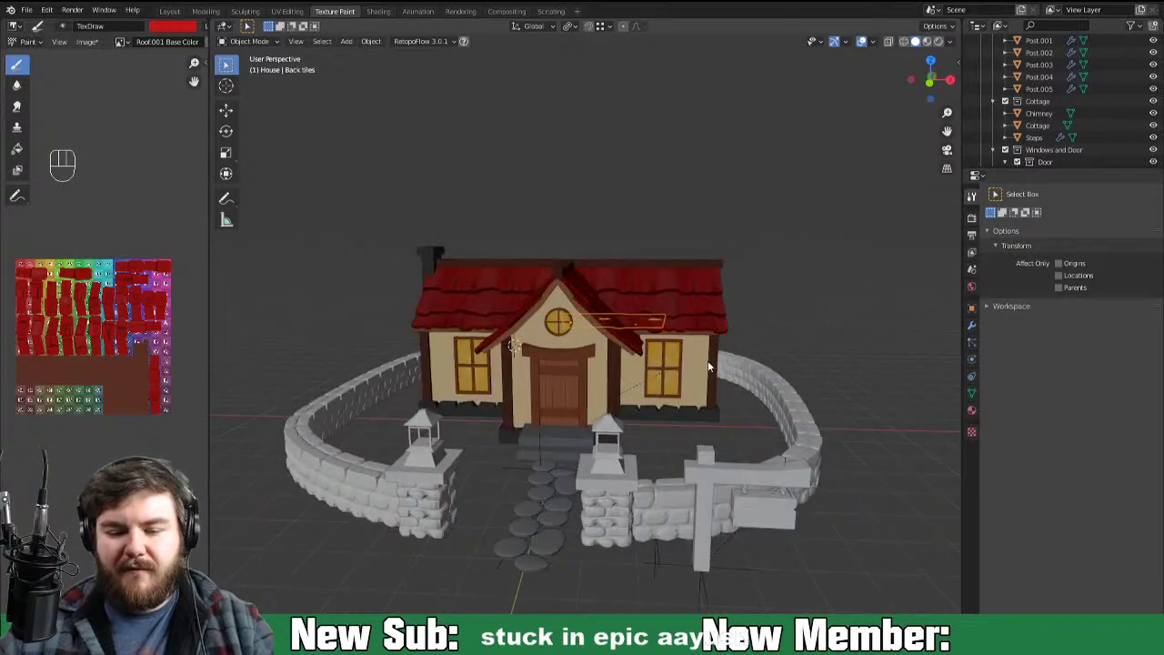
pyautogui.moveTo(692, 362); pyautogui.dragTo(478, 411)
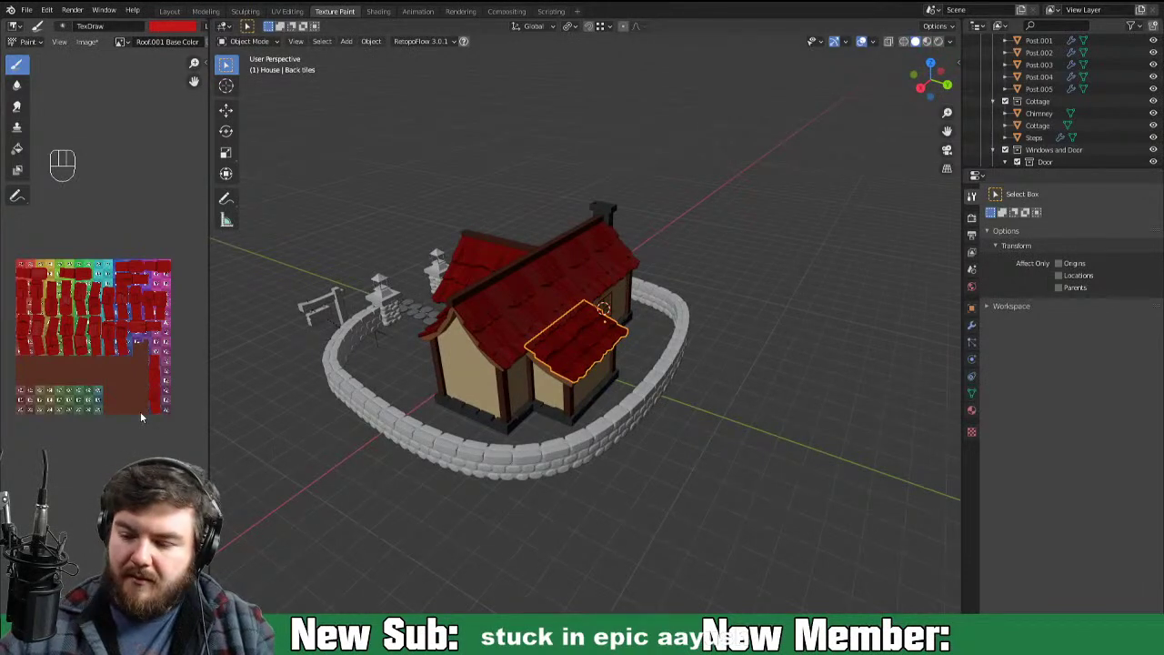
pyautogui.press('alt+s')
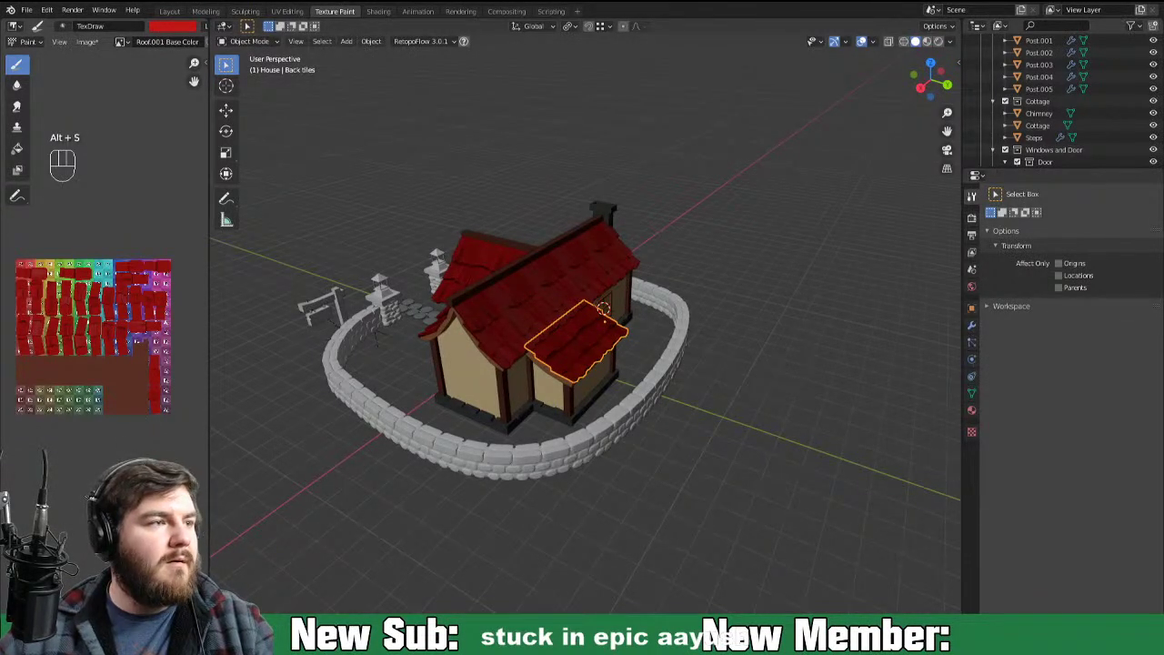
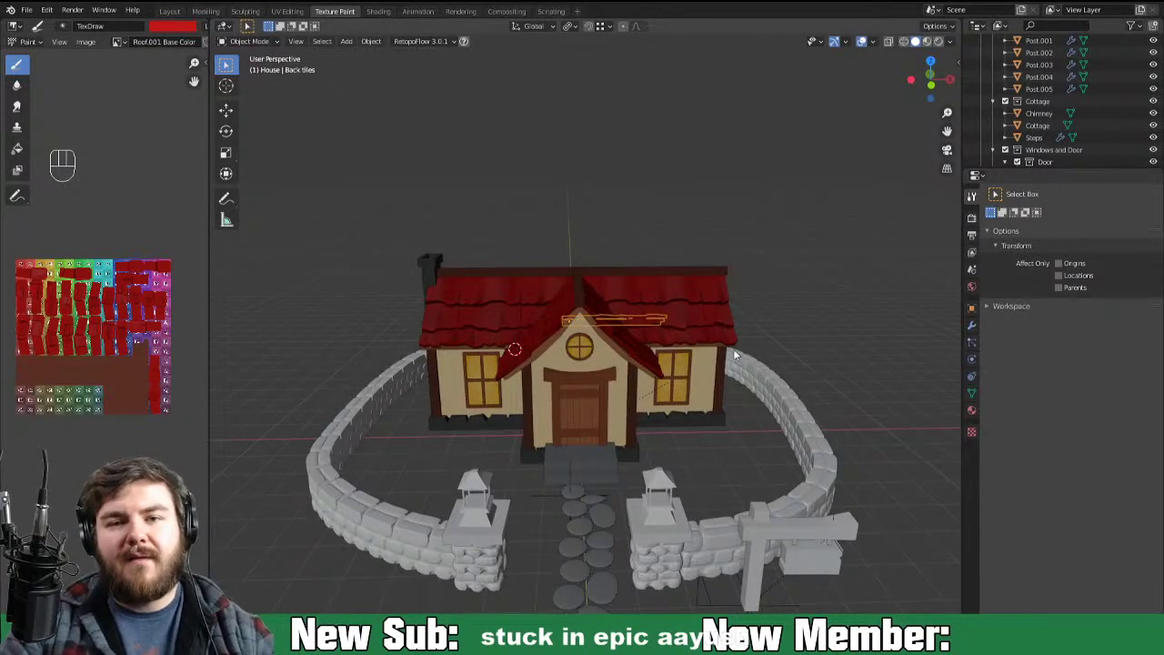
# Step: Frame the whole yard with cottage and wall, then select the signpost
pyautogui.moveTo(822, 446); pyautogui.dragTo(781, 433)
pyautogui.moveTo(766, 461); pyautogui.dragTo(777, 449)
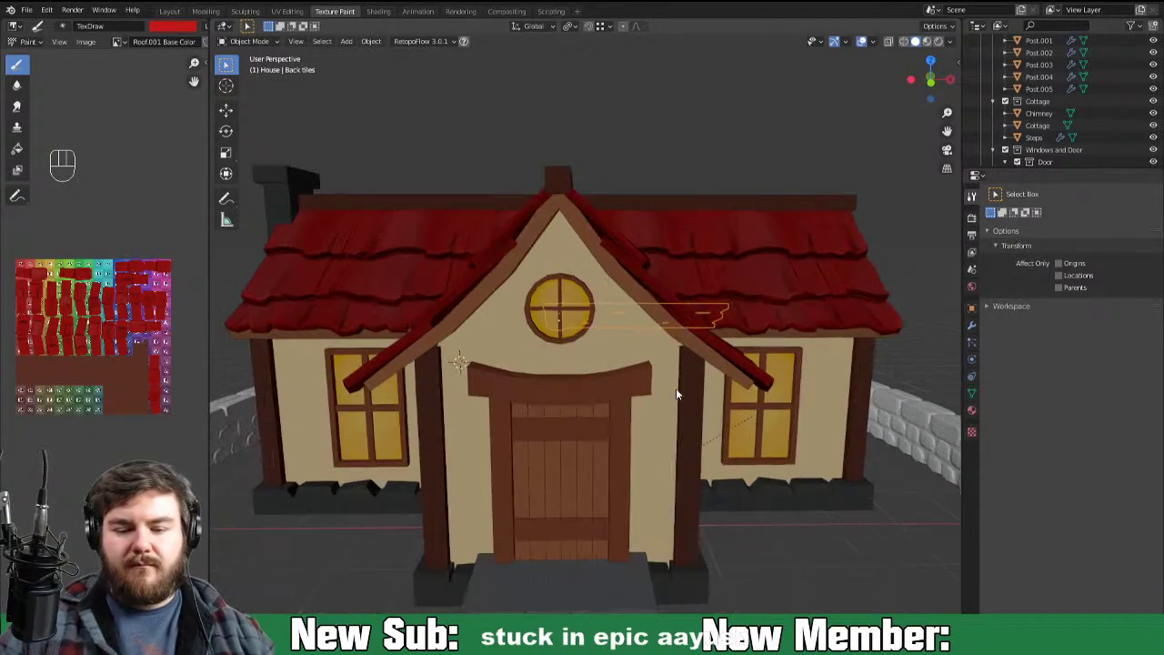
pyautogui.moveTo(698, 466); pyautogui.dragTo(699, 434)
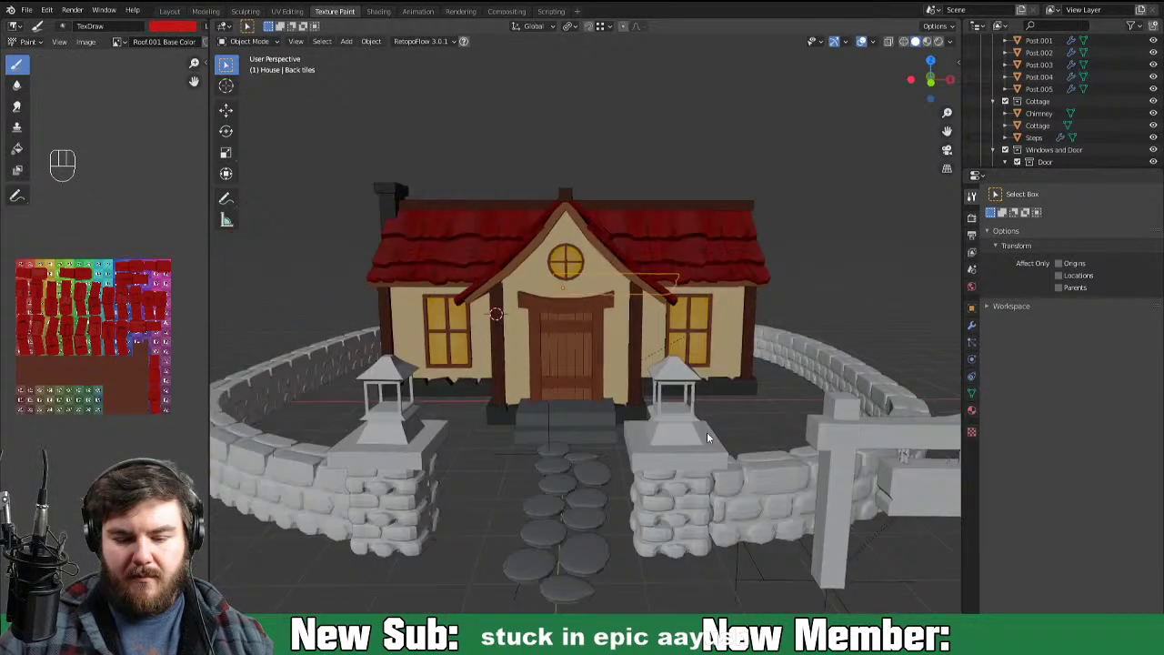
pyautogui.moveTo(692, 445); pyautogui.dragTo(665, 440)
pyautogui.click(703, 441)
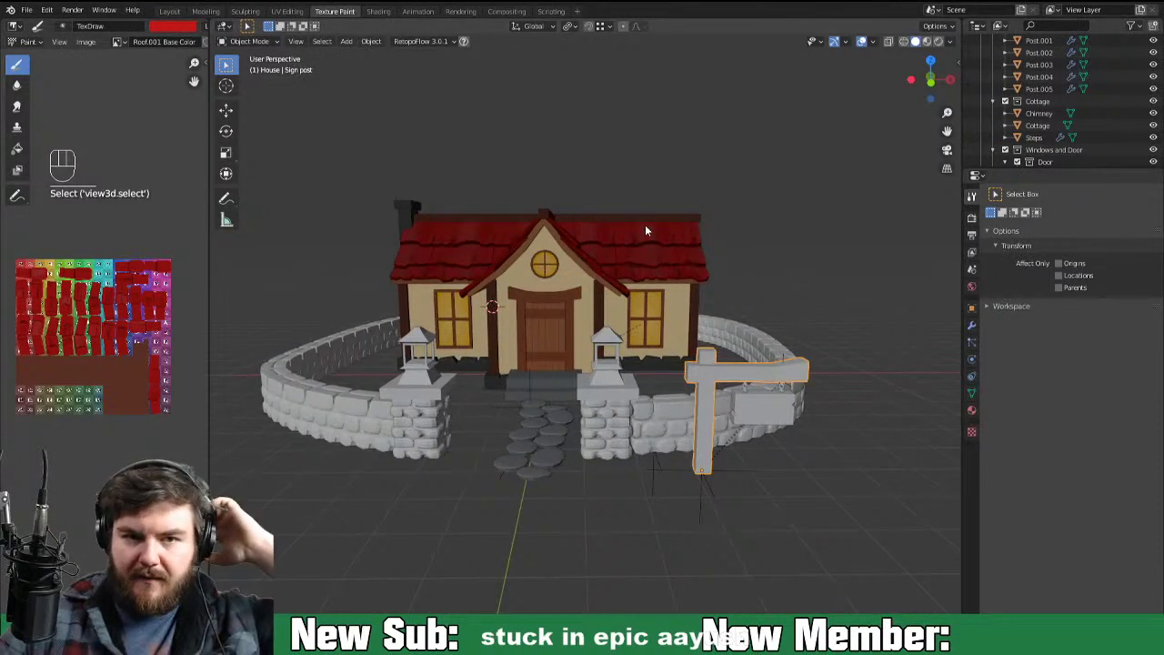
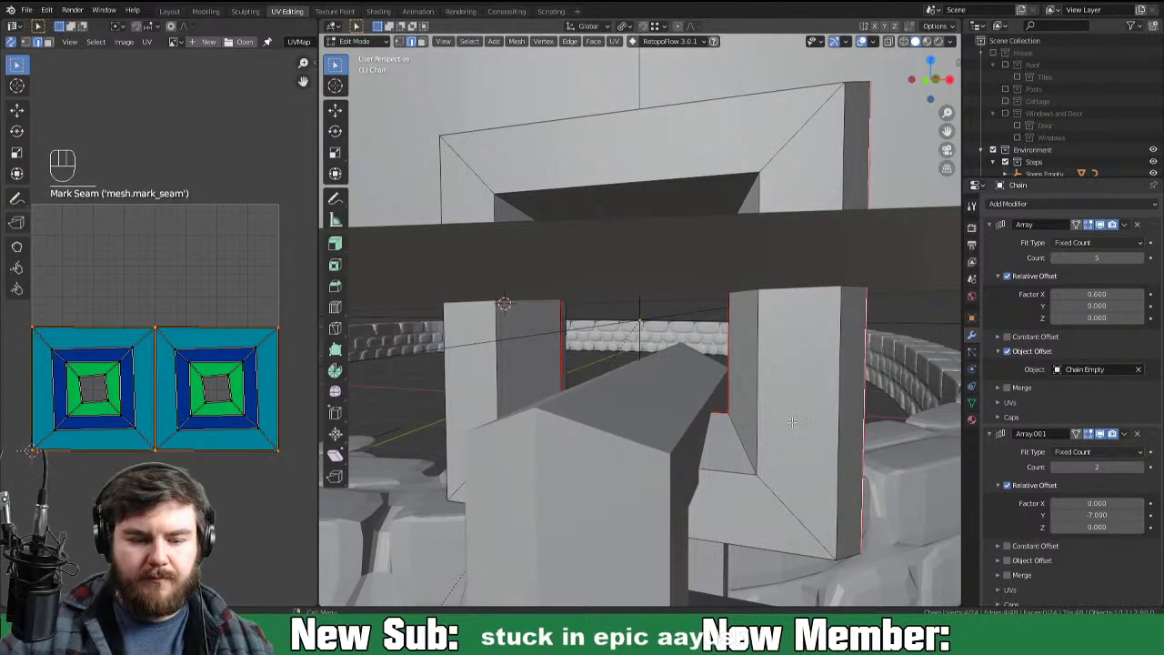
# Step: UV-unwrap all faces of the sign post and hanging board in Edit Mode
pyautogui.press('Tab')
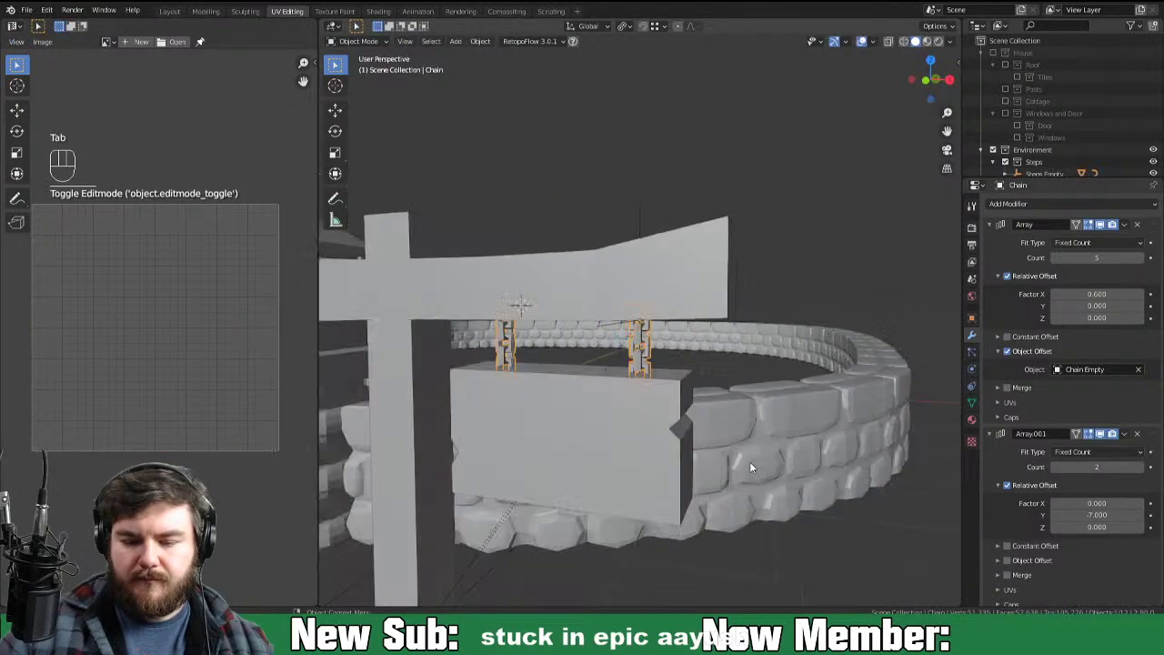
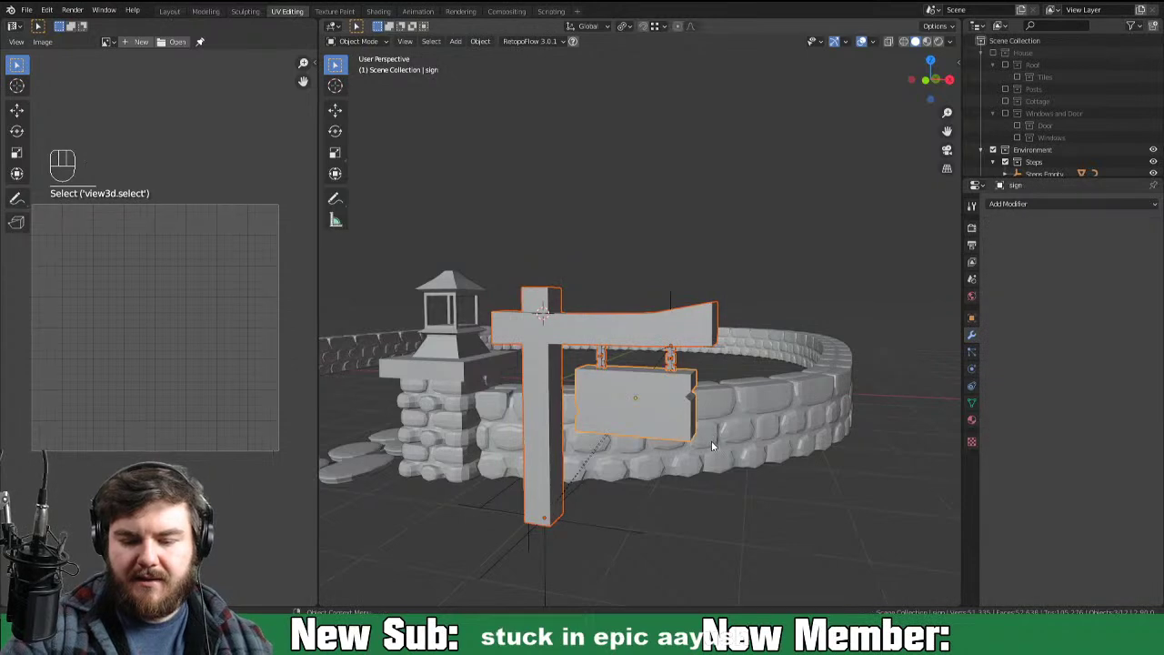
pyautogui.press('a')
pyautogui.press('u')
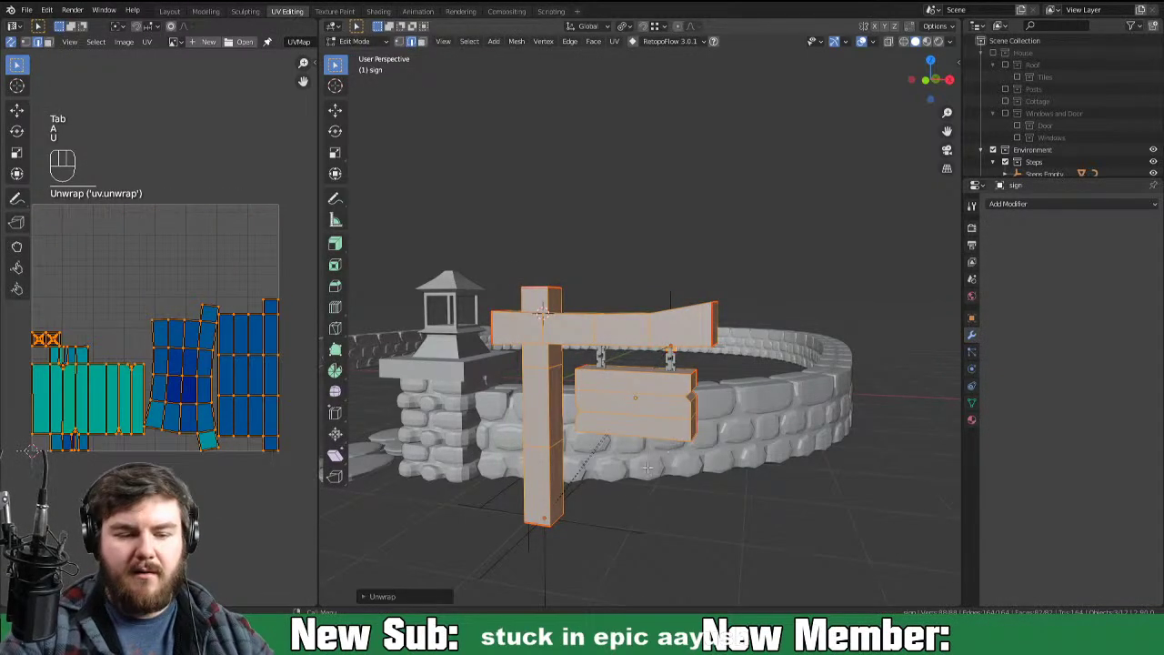
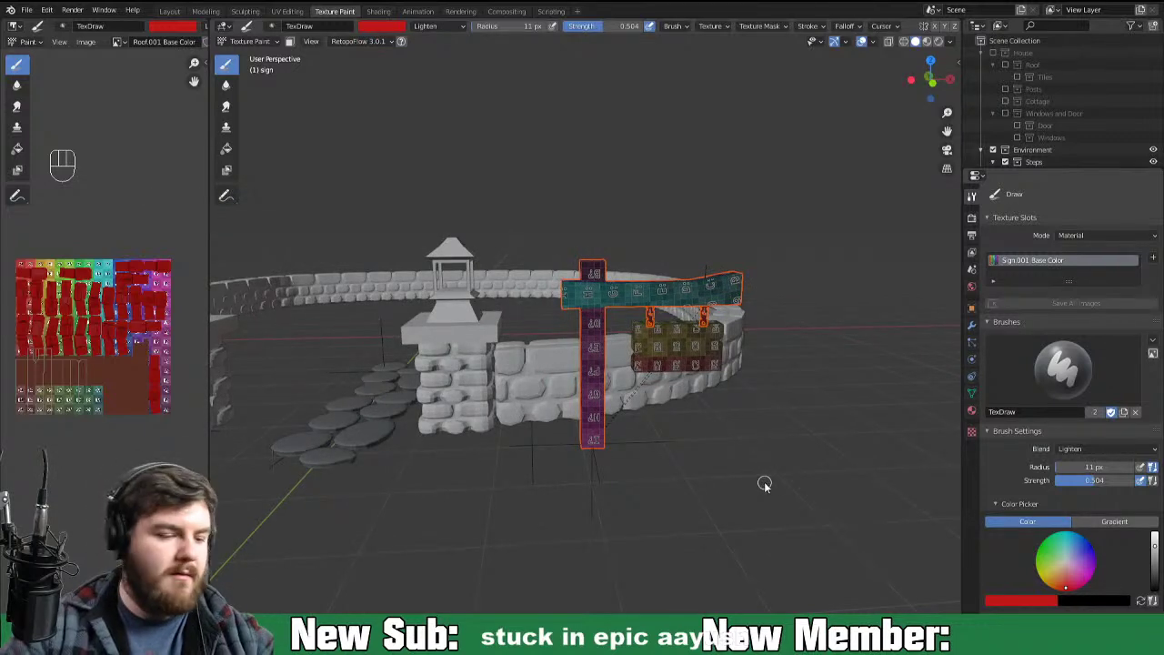
# Step: Fill the hanging board light wood brown and the post and crossbeam dark brown
pyautogui.press('KP_Decimal')
pyautogui.press('Tab')
pyautogui.press('KP_Decimal')
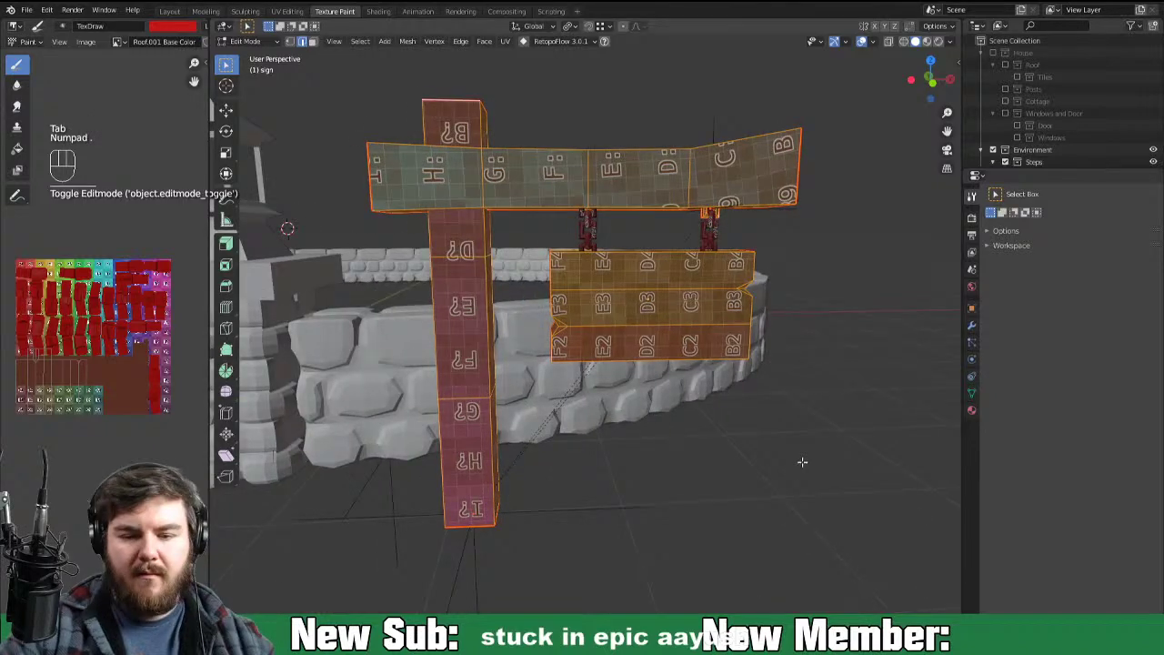
pyautogui.press('Tab')
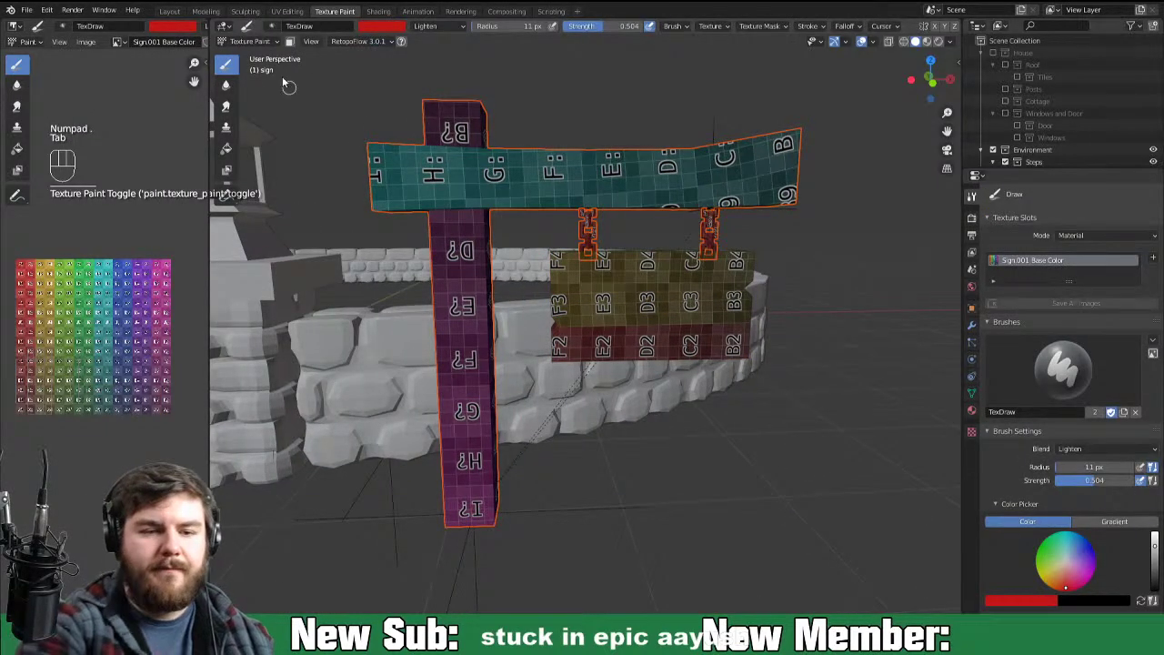
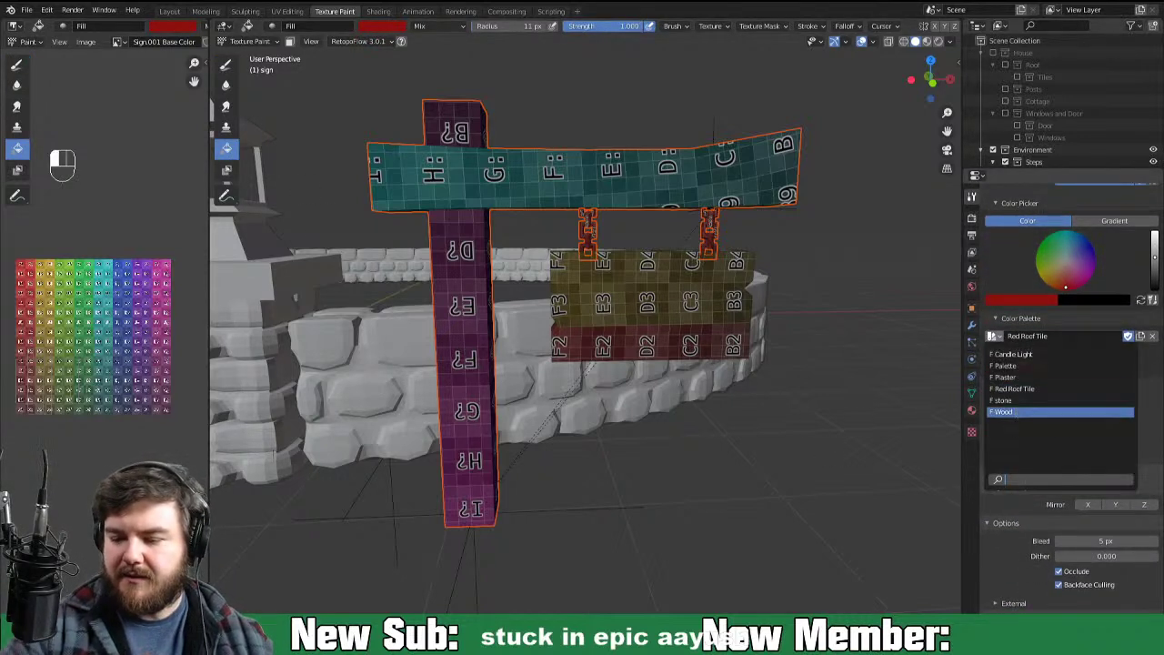
pyautogui.moveTo(794, 462); pyautogui.dragTo(824, 473)
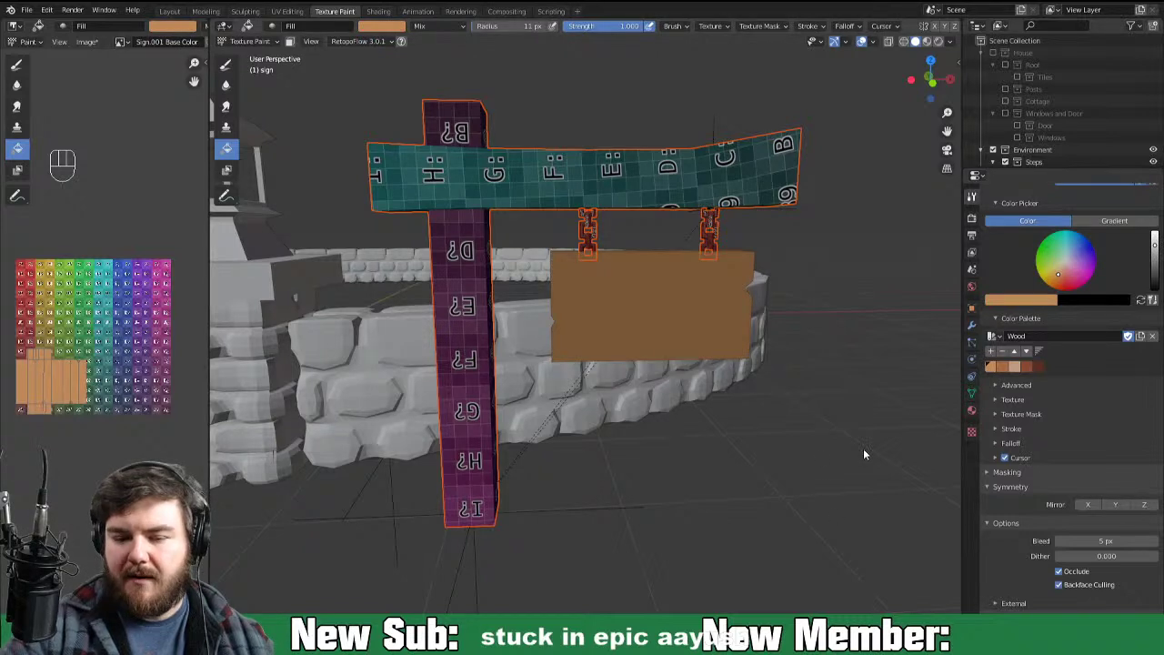
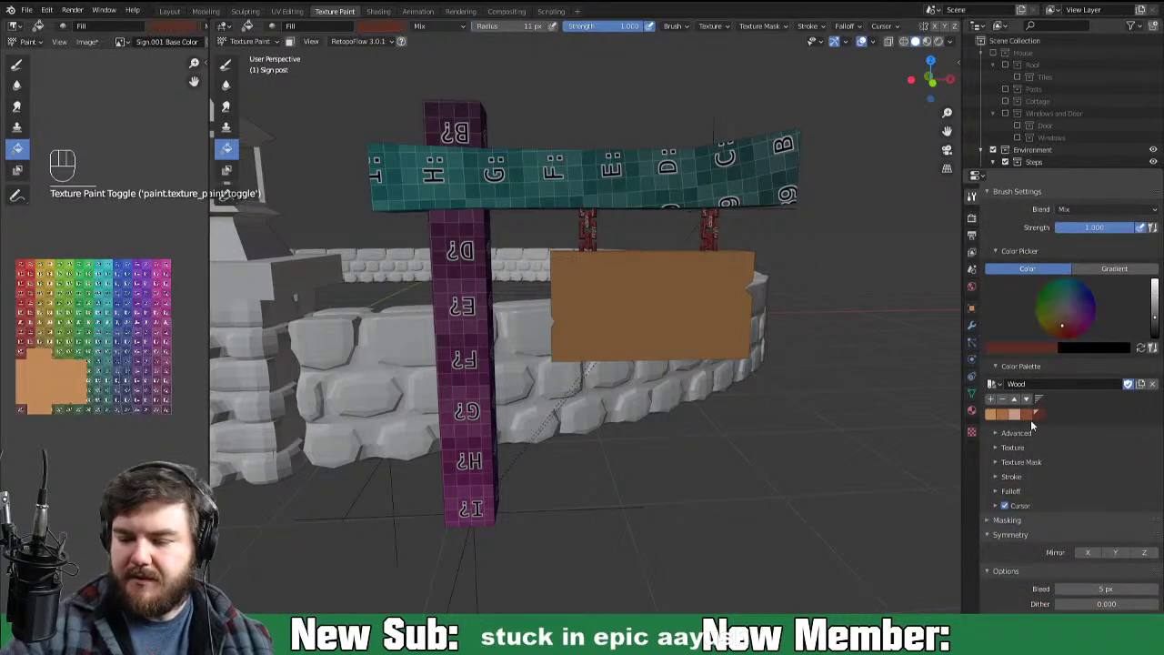
pyautogui.click(825, 517)
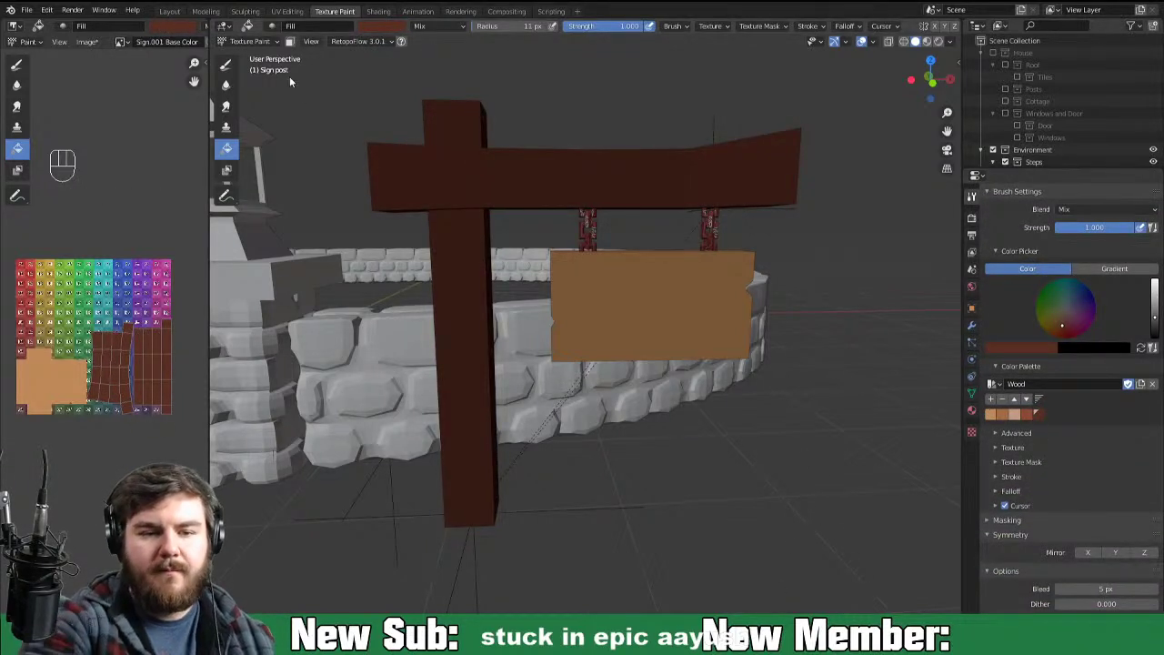
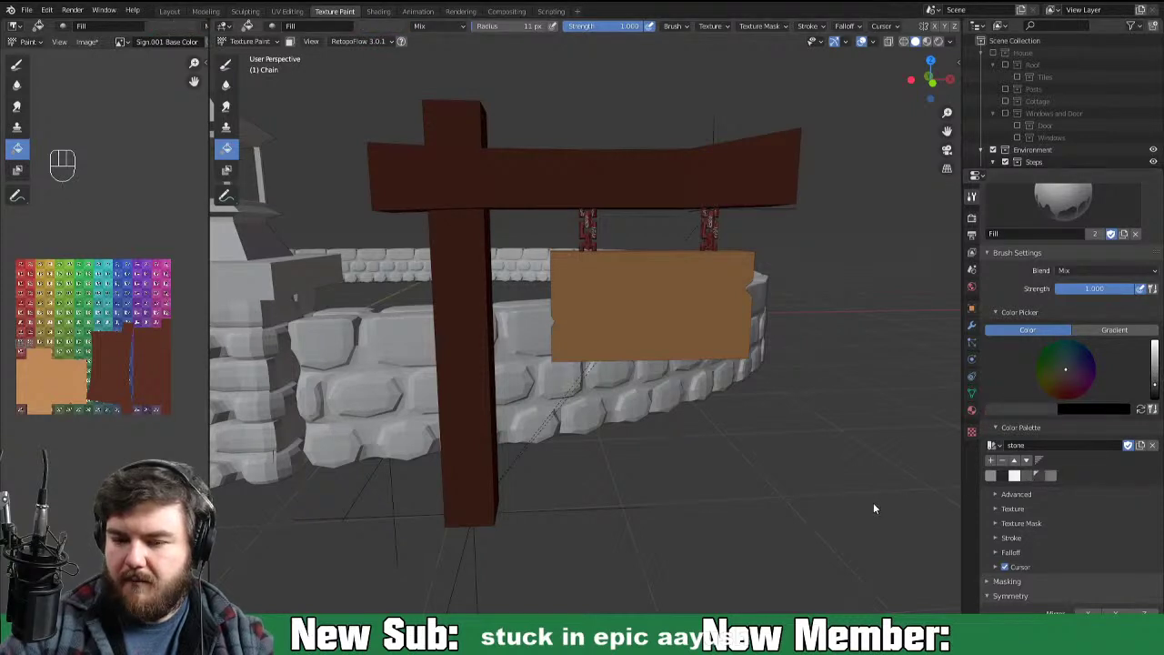
# Step: Leave painting and orbit to inspect the painted sign from the side and below
pyautogui.press('ctrl+Tab')
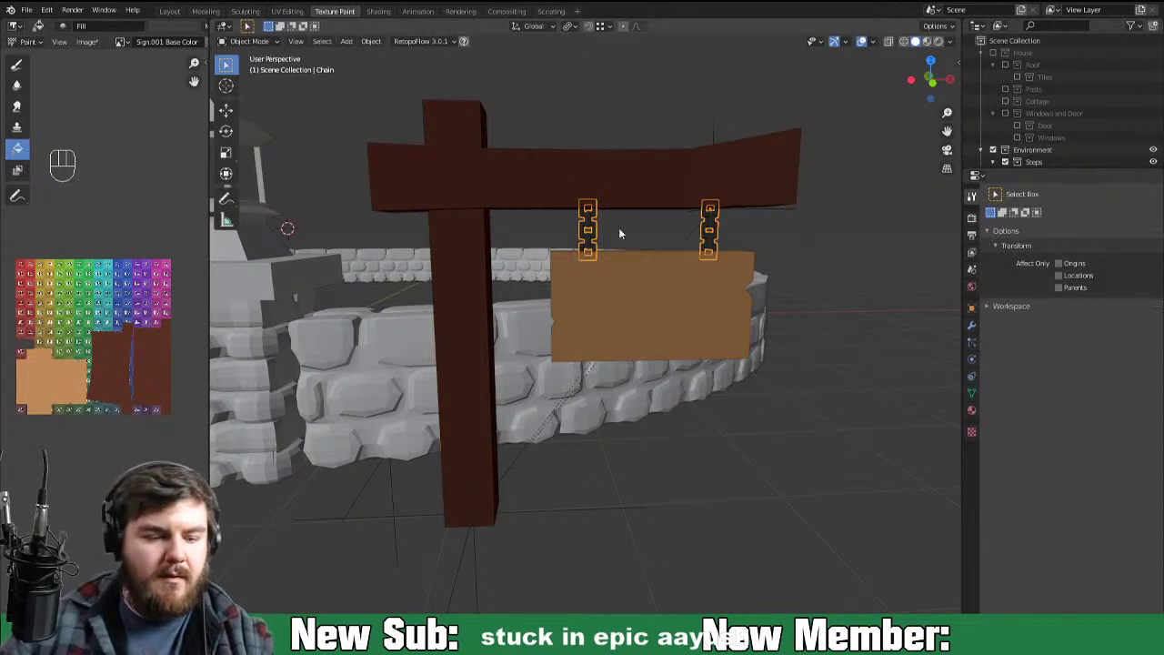
pyautogui.press('alt+s')
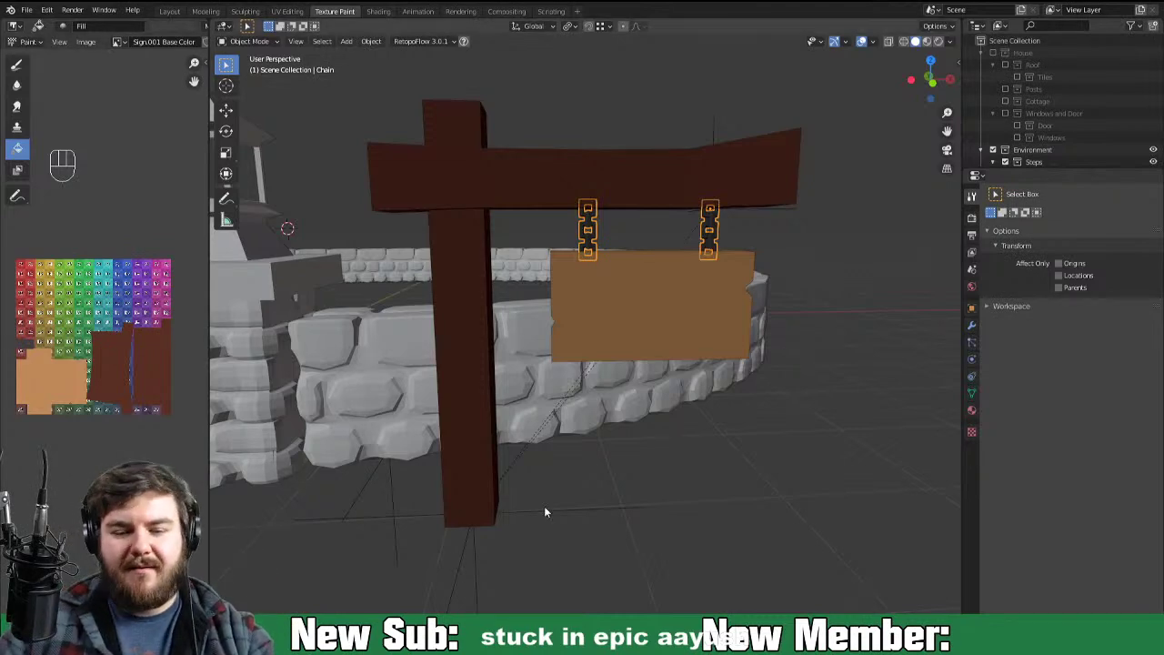
pyautogui.moveTo(564, 505); pyautogui.dragTo(486, 522)
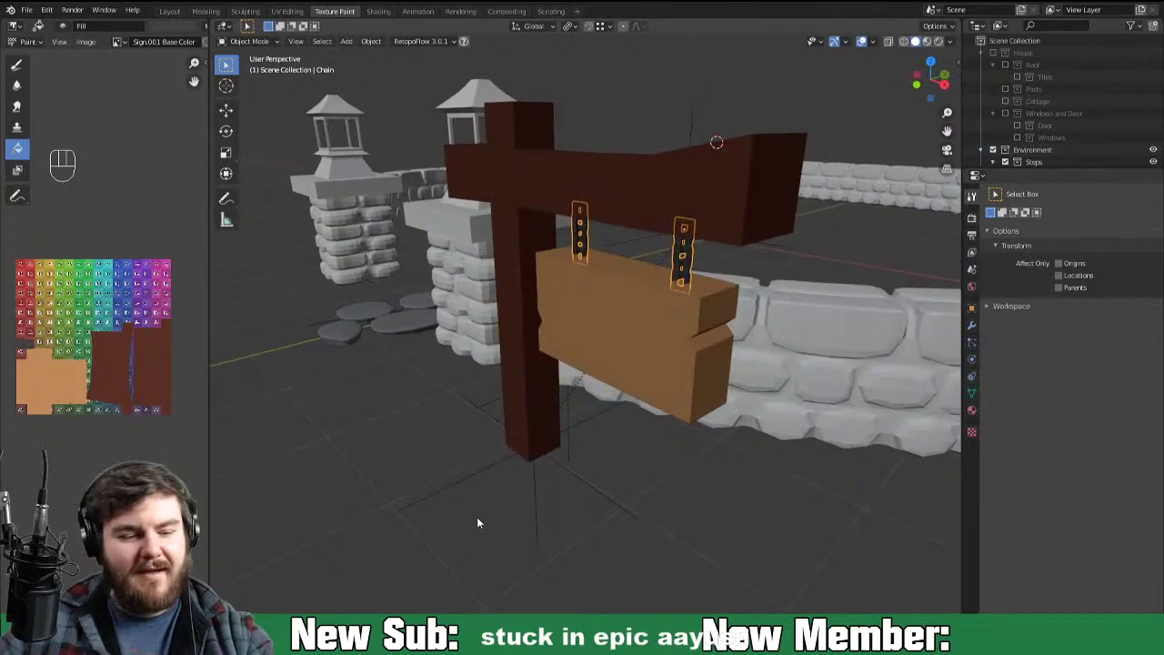
pyautogui.press('space')
pyautogui.moveTo(666, 435); pyautogui.dragTo(561, 491)
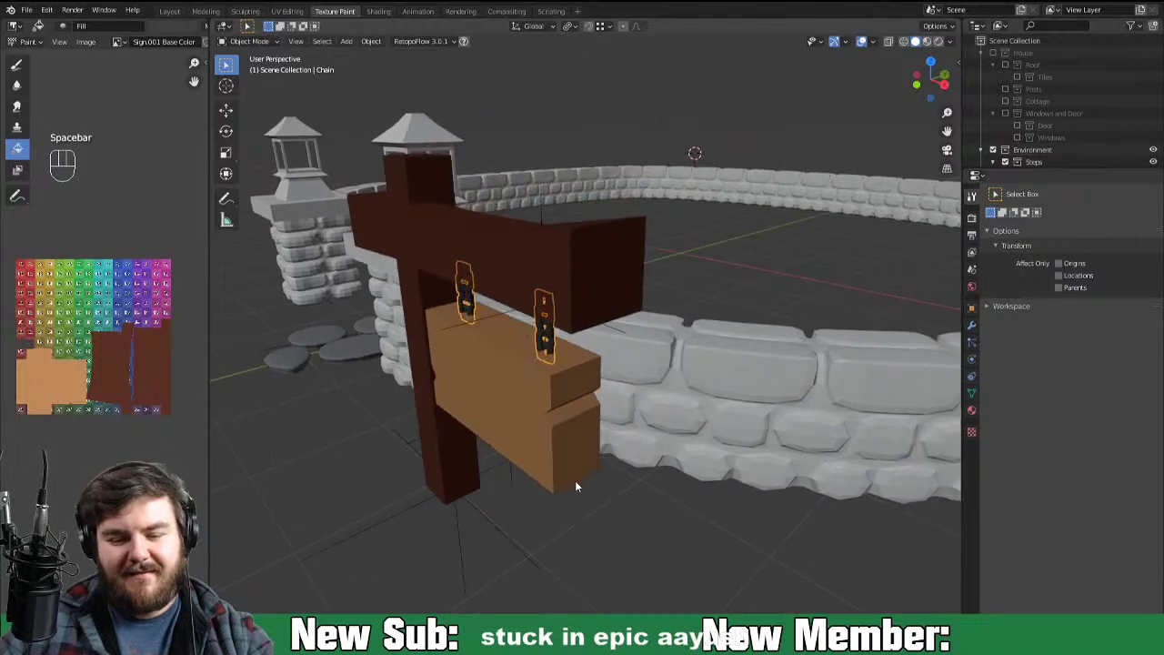
pyautogui.moveTo(622, 473); pyautogui.dragTo(617, 476)
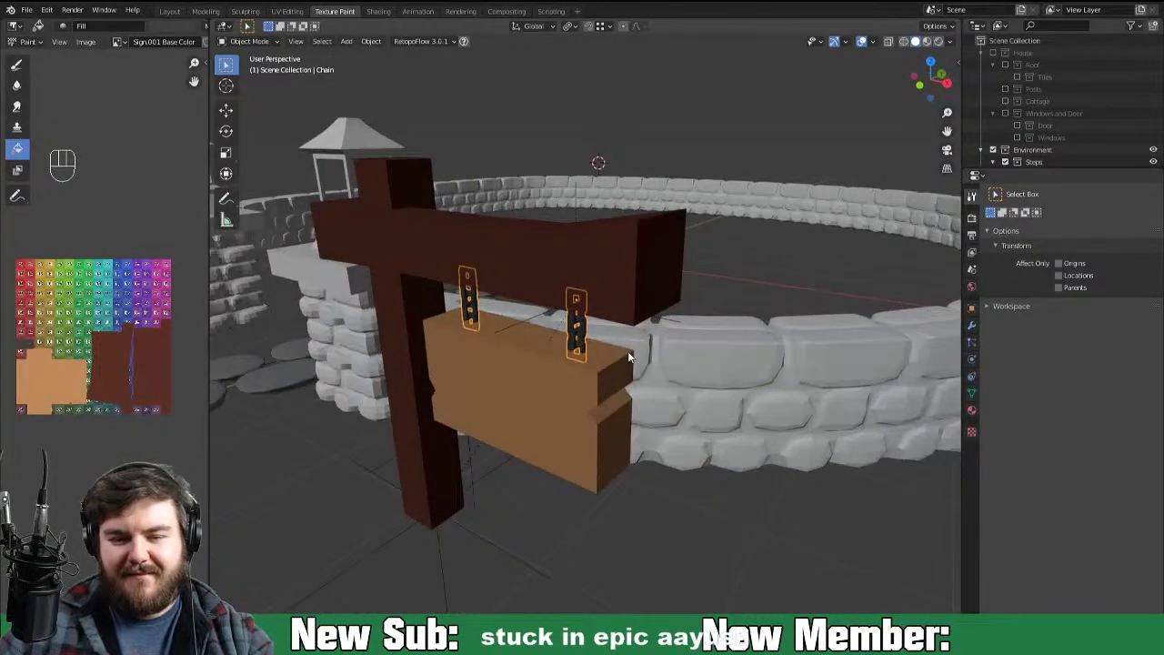
# Step: Select the dark brown sign post and bring up the interaction mode choices
pyautogui.click(655, 273)
pyautogui.click(622, 283)
pyautogui.moveTo(646, 299); pyautogui.dragTo(682, 298)
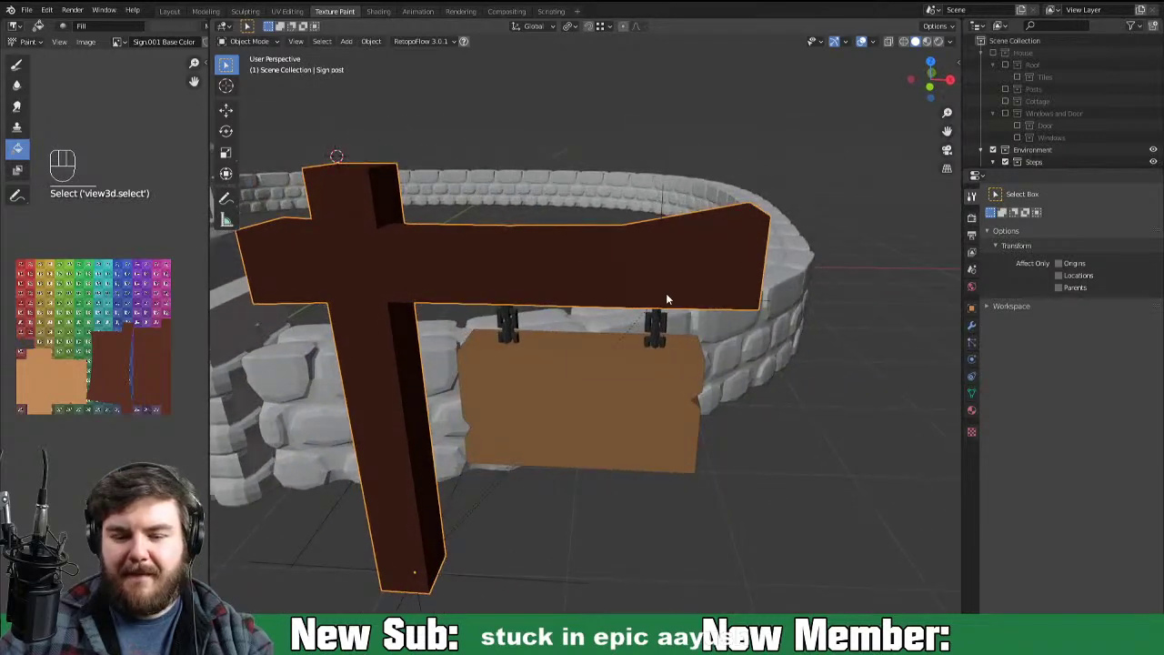
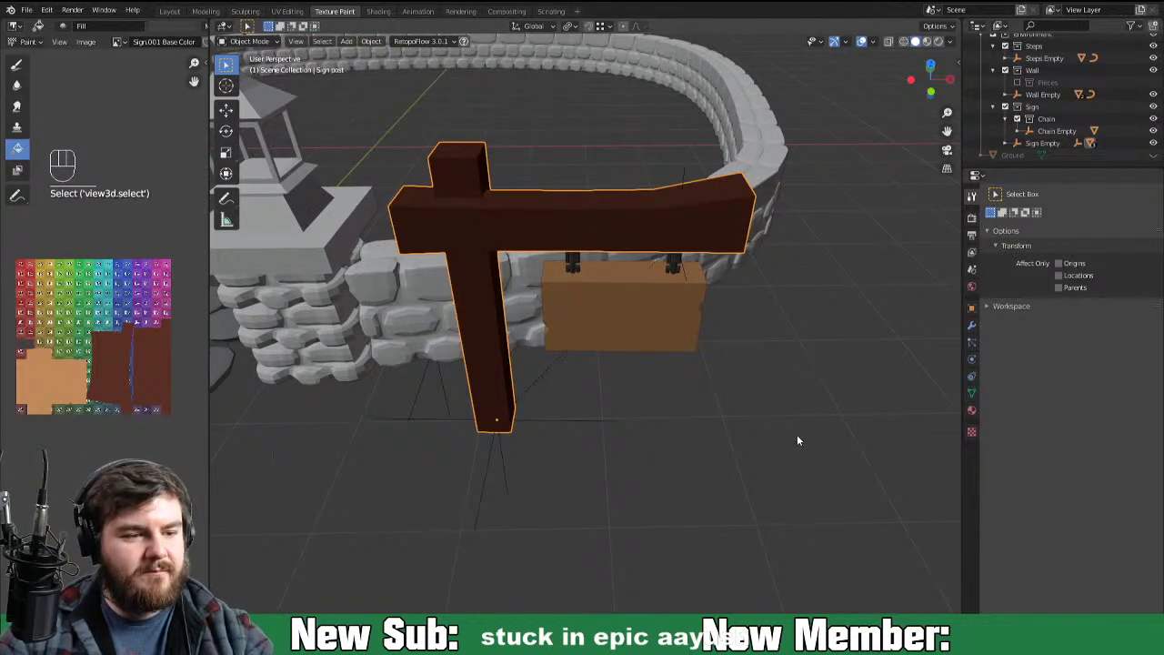
pyautogui.press('ctrl+Tab')
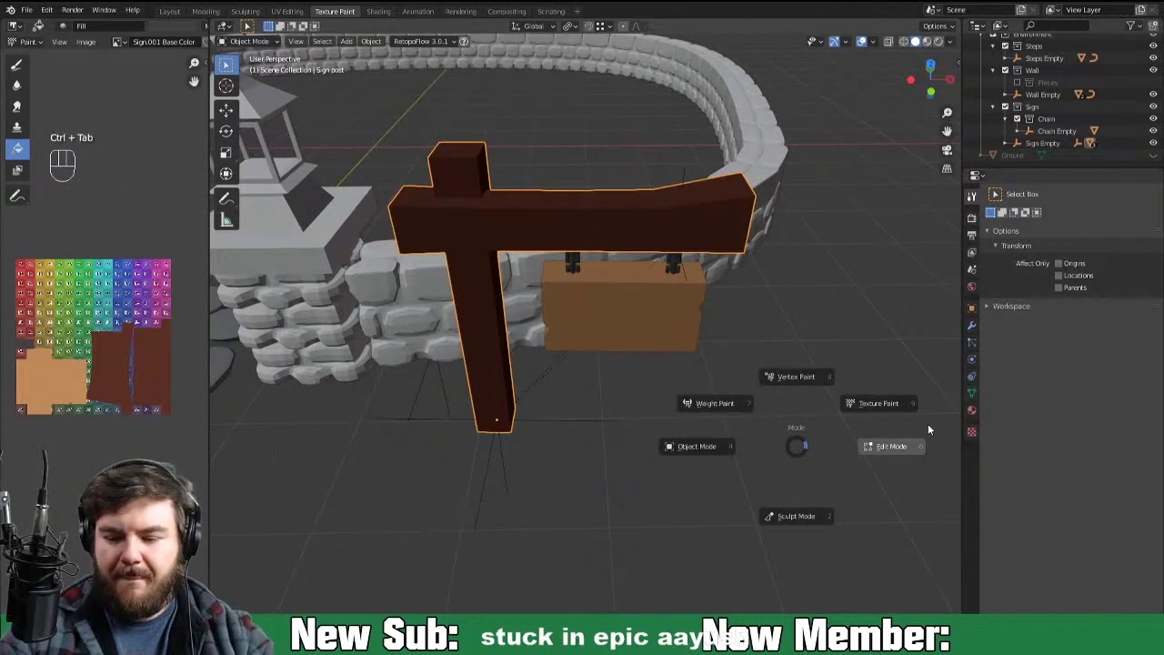
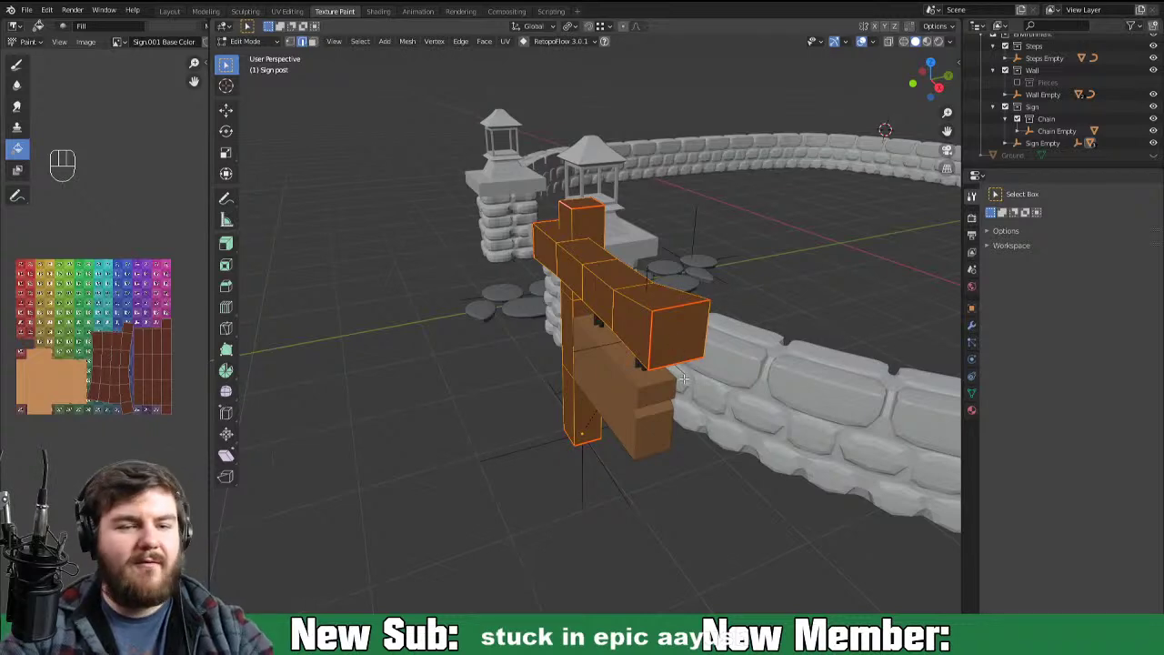
pyautogui.press('3')
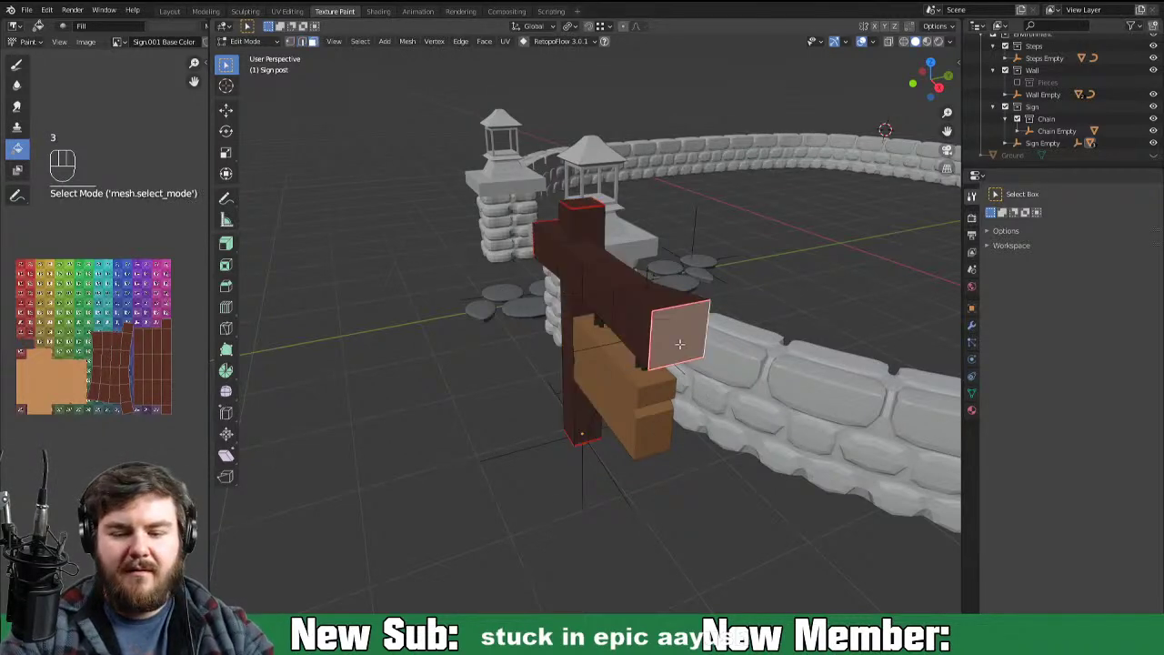
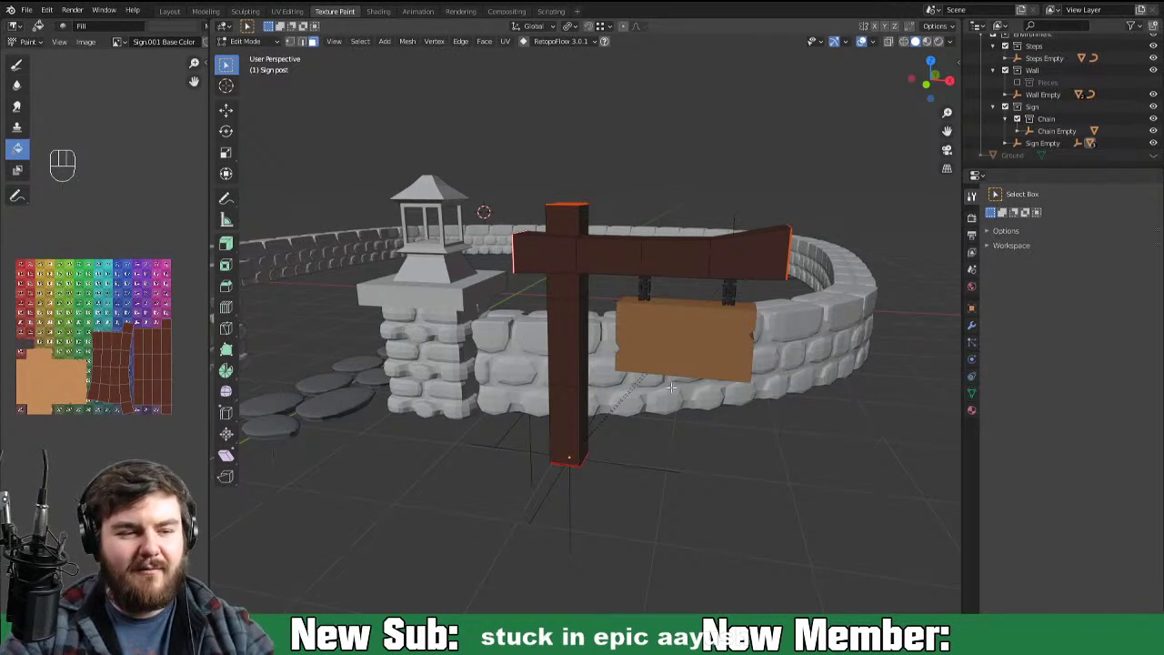
# Step: Back in Texture Paint mode, face the sign's side and choose a darker Wood palette swatch
pyautogui.press('ctrl+Tab')
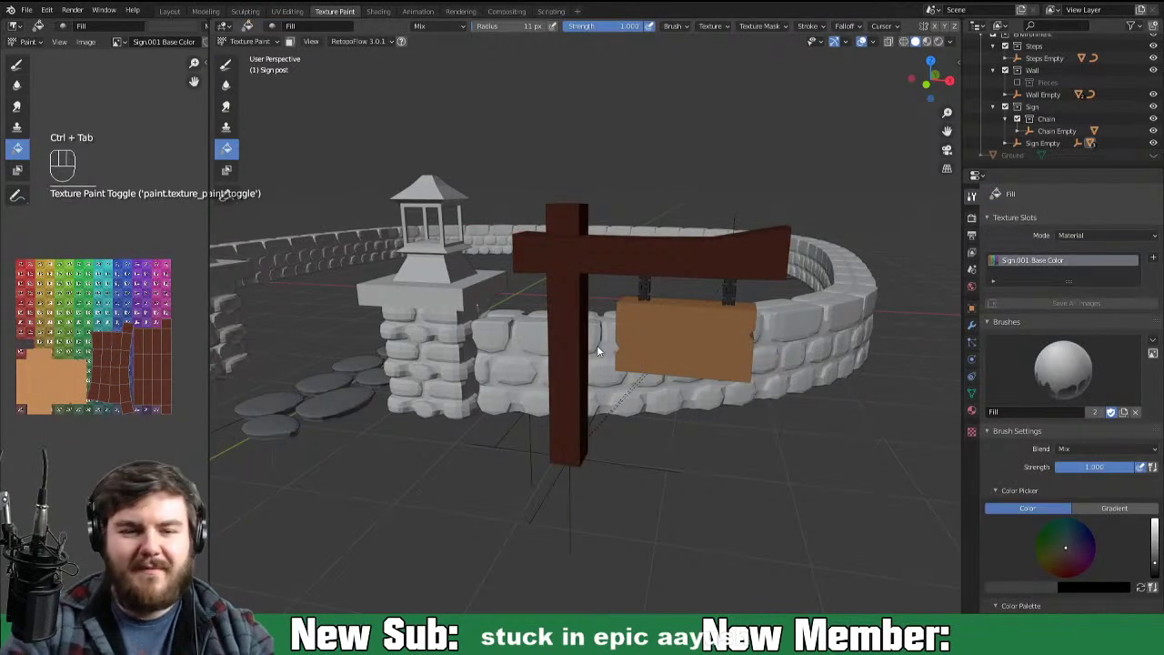
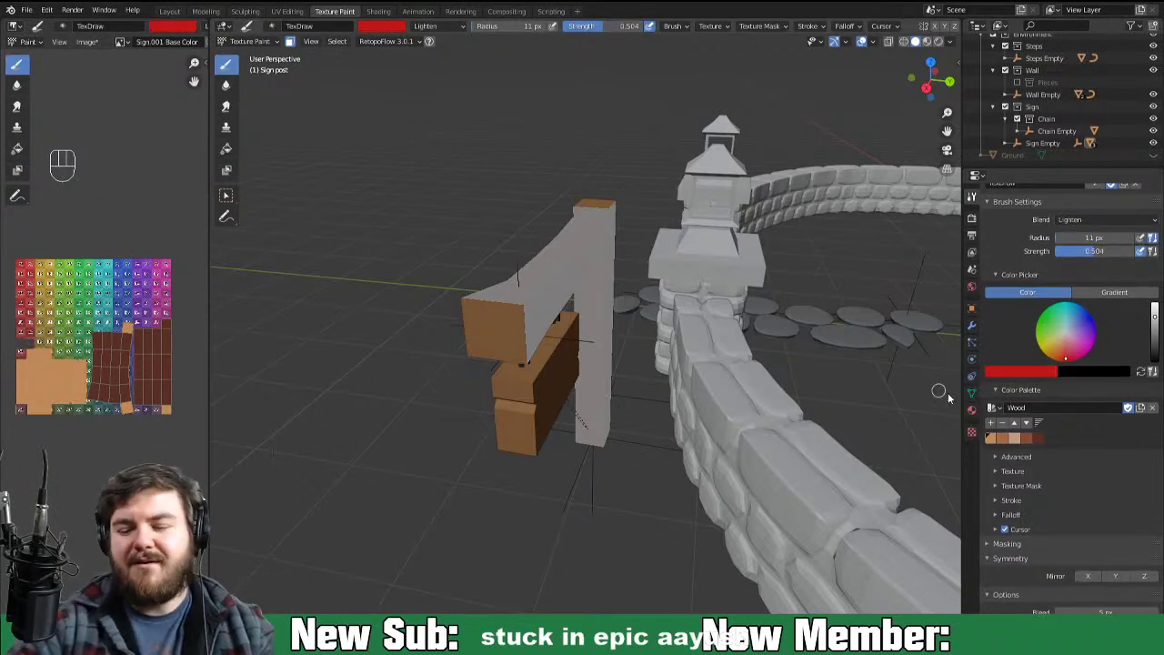
pyautogui.moveTo(760, 463); pyautogui.dragTo(765, 523)
pyautogui.moveTo(790, 501); pyautogui.dragTo(817, 471)
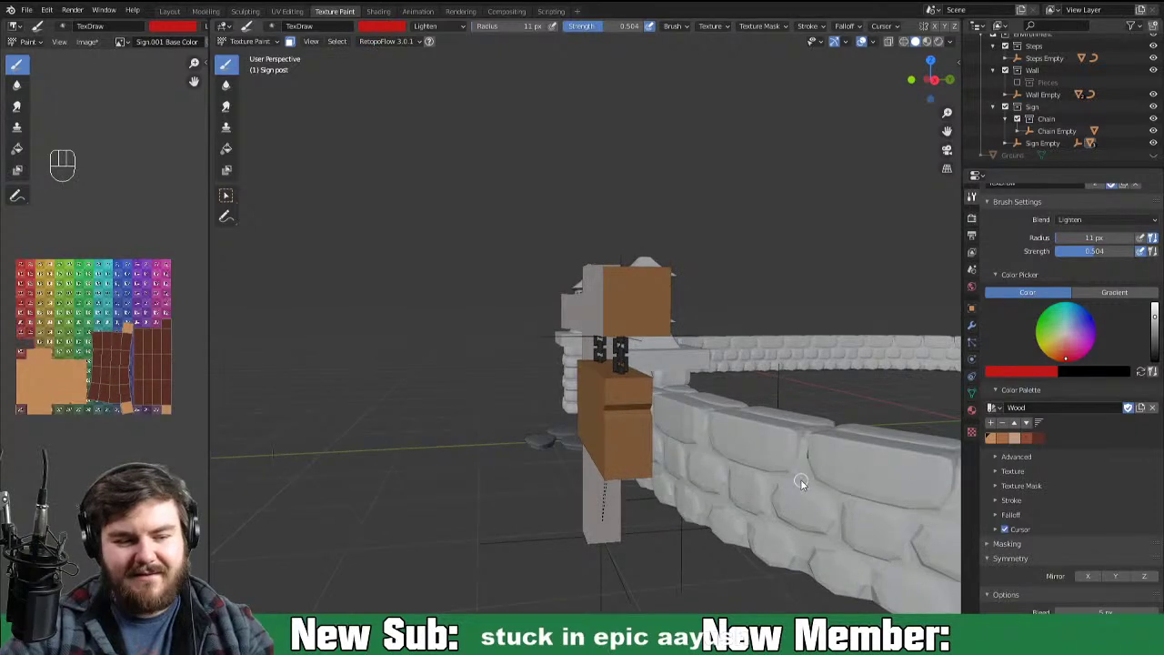
pyautogui.press('ctrl+=')
pyautogui.middleClick(795, 483)
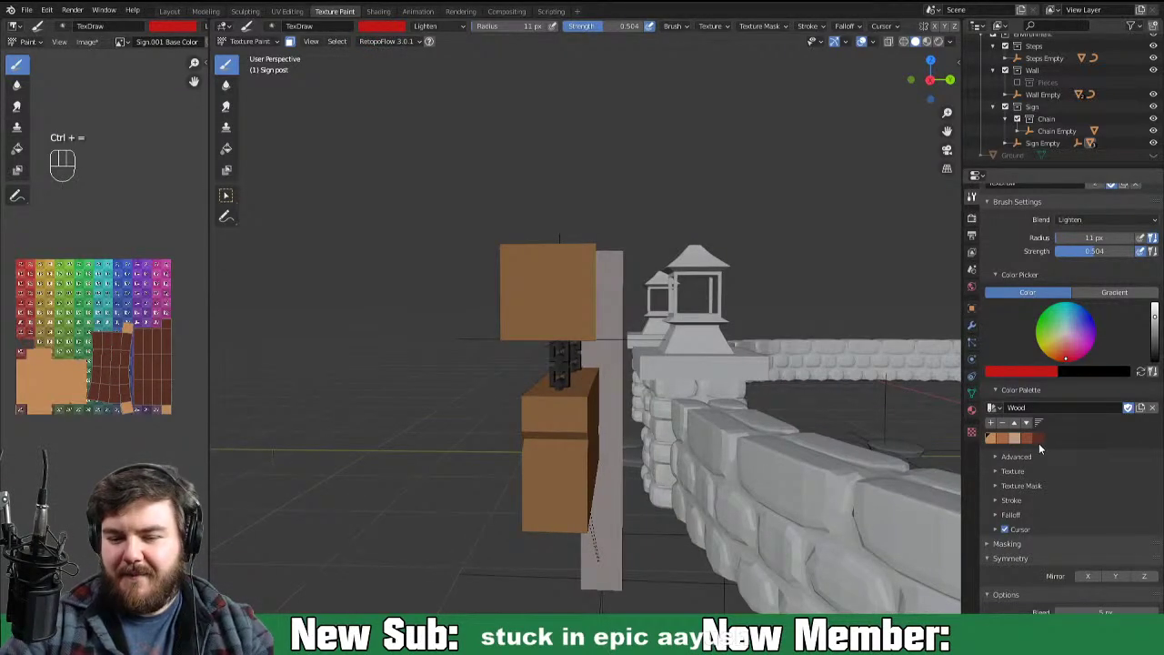
pyautogui.click(1042, 449)
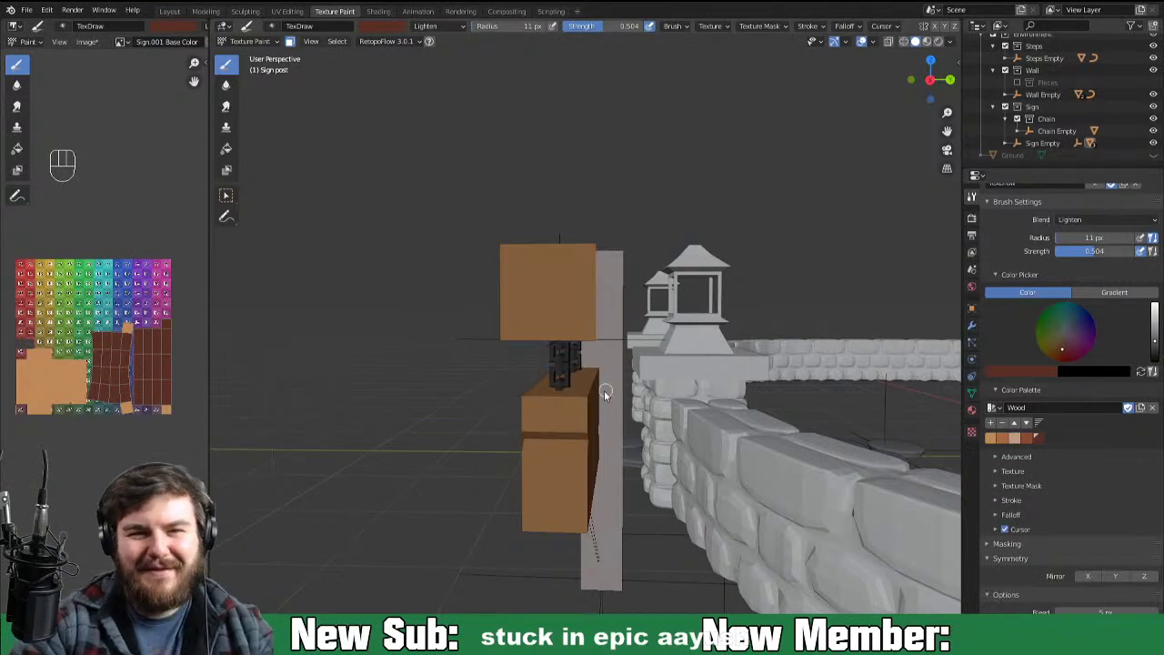
# Step: Paint darker brown streaks and dabs along the hanging board's edges with the 11 px Darken brush
pyautogui.click(602, 326)
pyautogui.moveTo(583, 359); pyautogui.dragTo(606, 298)
pyautogui.moveTo(600, 325); pyautogui.dragTo(604, 287)
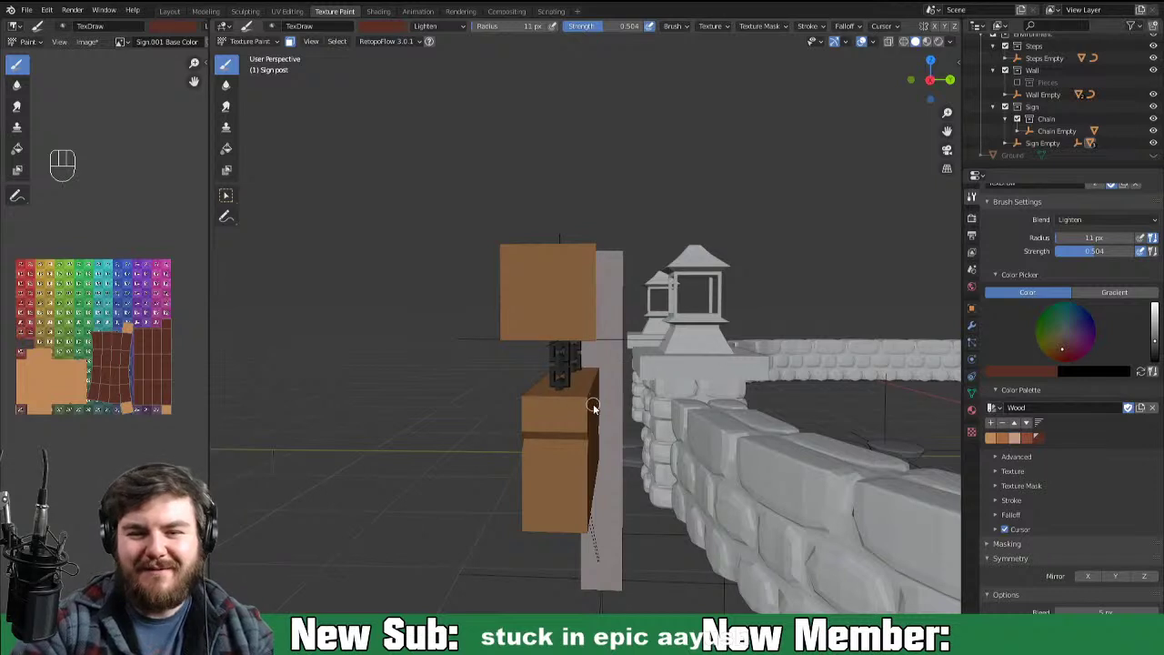
pyautogui.moveTo(606, 311); pyautogui.dragTo(632, 307)
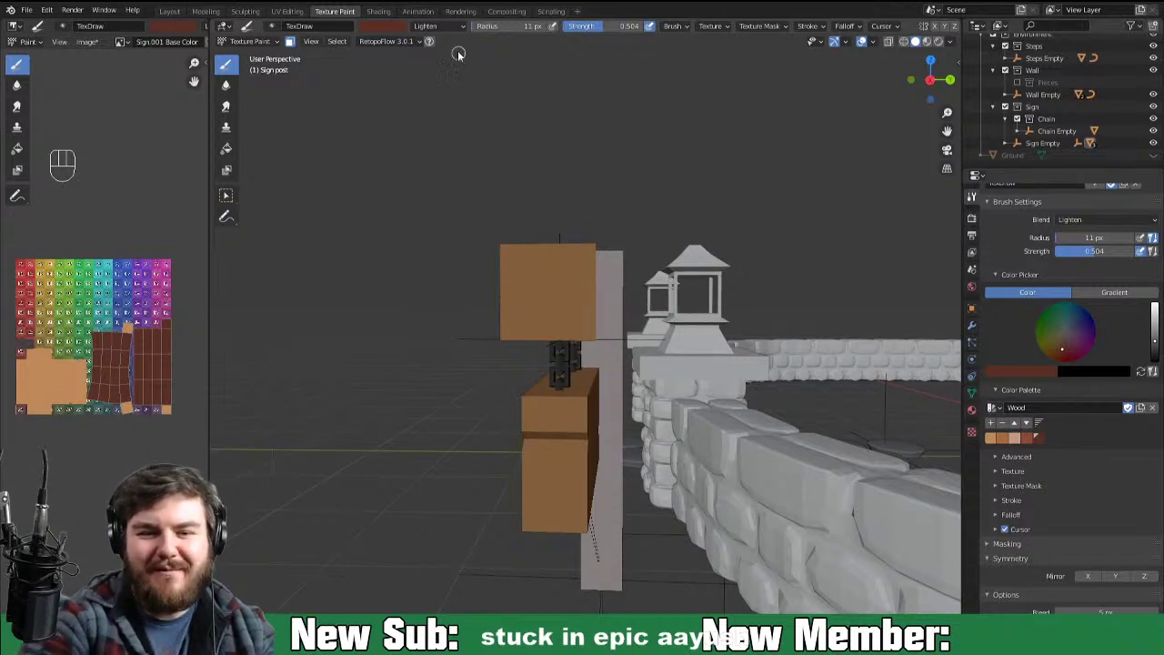
pyautogui.moveTo(454, 38); pyautogui.dragTo(477, 70)
pyautogui.moveTo(596, 335); pyautogui.dragTo(605, 302)
pyautogui.moveTo(572, 356); pyautogui.dragTo(612, 298)
pyautogui.moveTo(599, 342); pyautogui.dragTo(573, 360)
pyautogui.click(605, 323)
pyautogui.click(557, 355)
pyautogui.moveTo(494, 338); pyautogui.dragTo(540, 353)
pyautogui.moveTo(514, 344); pyautogui.dragTo(525, 350)
pyautogui.click(497, 309)
pyautogui.click(522, 357)
pyautogui.moveTo(514, 339); pyautogui.dragTo(502, 283)
pyautogui.click(518, 365)
pyautogui.moveTo(512, 357); pyautogui.dragTo(510, 338)
pyautogui.moveTo(539, 360); pyautogui.dragTo(564, 342)
pyautogui.moveTo(566, 341); pyautogui.dragTo(609, 314)
pyautogui.moveTo(552, 344); pyautogui.dragTo(580, 338)
pyautogui.moveTo(526, 347); pyautogui.dragTo(619, 337)
pyautogui.moveTo(567, 350); pyautogui.dragTo(620, 323)
pyautogui.moveTo(571, 354); pyautogui.dragTo(611, 298)
pyautogui.moveTo(594, 345); pyautogui.dragTo(611, 272)
pyautogui.moveTo(601, 278); pyautogui.dragTo(605, 262)
pyautogui.moveTo(589, 241); pyautogui.dragTo(602, 264)
pyautogui.moveTo(576, 241); pyautogui.dragTo(599, 263)
pyautogui.click(607, 269)
pyautogui.moveTo(604, 266); pyautogui.dragTo(607, 234)
pyautogui.moveTo(511, 245); pyautogui.dragTo(544, 243)
pyautogui.moveTo(523, 247); pyautogui.dragTo(497, 272)
pyautogui.moveTo(496, 272); pyautogui.dragTo(557, 232)
pyautogui.click(487, 292)
pyautogui.click(555, 223)
pyautogui.moveTo(528, 233); pyautogui.dragTo(495, 262)
pyautogui.moveTo(490, 277); pyautogui.dragTo(547, 232)
pyautogui.moveTo(501, 266); pyautogui.dragTo(499, 306)
pyautogui.moveTo(516, 246); pyautogui.dragTo(507, 325)
pyautogui.moveTo(506, 257); pyautogui.dragTo(510, 363)
pyautogui.click(501, 286)
pyautogui.click(502, 292)
pyautogui.moveTo(516, 358); pyautogui.dragTo(539, 211)
pyautogui.moveTo(522, 242); pyautogui.dragTo(537, 356)
pyautogui.moveTo(506, 328); pyautogui.dragTo(497, 301)
pyautogui.click(526, 353)
pyautogui.moveTo(538, 349); pyautogui.dragTo(560, 334)
pyautogui.click(593, 329)
pyautogui.moveTo(606, 325); pyautogui.dragTo(564, 352)
pyautogui.moveTo(583, 347); pyautogui.dragTo(614, 296)
pyautogui.moveTo(611, 317); pyautogui.dragTo(561, 351)
pyautogui.moveTo(596, 326); pyautogui.dragTo(568, 351)
pyautogui.moveTo(574, 341); pyautogui.dragTo(628, 319)
pyautogui.moveTo(587, 345); pyautogui.dragTo(559, 353)
pyautogui.moveTo(544, 352); pyautogui.dragTo(548, 362)
pyautogui.moveTo(533, 349); pyautogui.dragTo(547, 352)
pyautogui.moveTo(499, 311); pyautogui.dragTo(550, 340)
pyautogui.click(600, 265)
pyautogui.moveTo(594, 247); pyautogui.dragTo(607, 303)
pyautogui.moveTo(598, 246); pyautogui.dragTo(601, 337)
pyautogui.moveTo(604, 307); pyautogui.dragTo(590, 241)
pyautogui.click(591, 338)
pyautogui.click(598, 270)
pyautogui.click(592, 345)
pyautogui.moveTo(604, 281); pyautogui.dragTo(569, 236)
pyautogui.moveTo(601, 265); pyautogui.dragTo(506, 259)
pyautogui.click(606, 262)
pyautogui.moveTo(570, 244); pyautogui.dragTo(614, 246)
pyautogui.moveTo(592, 245); pyautogui.dragTo(482, 296)
pyautogui.moveTo(507, 265); pyautogui.dragTo(607, 239)
pyautogui.moveTo(594, 237); pyautogui.dragTo(497, 306)
pyautogui.moveTo(553, 234); pyautogui.dragTo(616, 238)
pyautogui.moveTo(573, 247); pyautogui.dragTo(615, 248)
pyautogui.moveTo(556, 245); pyautogui.dragTo(580, 243)
pyautogui.click(632, 255)
pyautogui.click(614, 270)
pyautogui.moveTo(603, 269); pyautogui.dragTo(521, 250)
pyautogui.moveTo(516, 268); pyautogui.dragTo(515, 286)
pyautogui.moveTo(506, 273); pyautogui.dragTo(565, 361)
pyautogui.moveTo(731, 447); pyautogui.dragTo(876, 519)
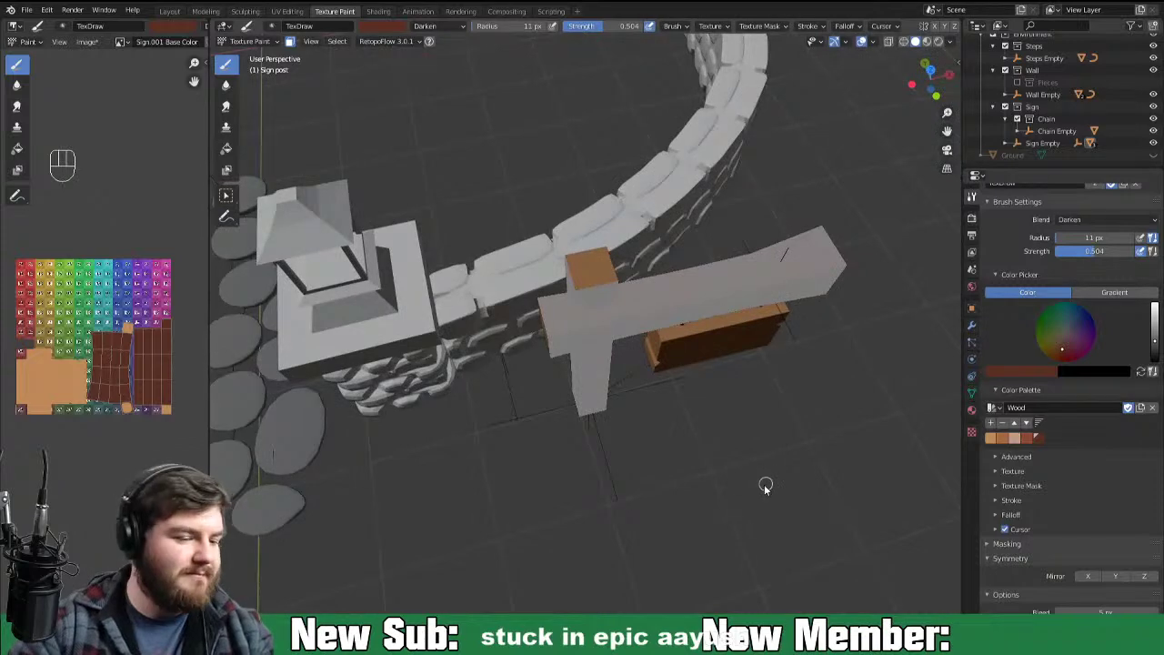
# Step: From a top view, paint darker brown wood detail strokes across the sign's crossbeam
pyautogui.press('KP_7')
pyautogui.press('ctrl+=')
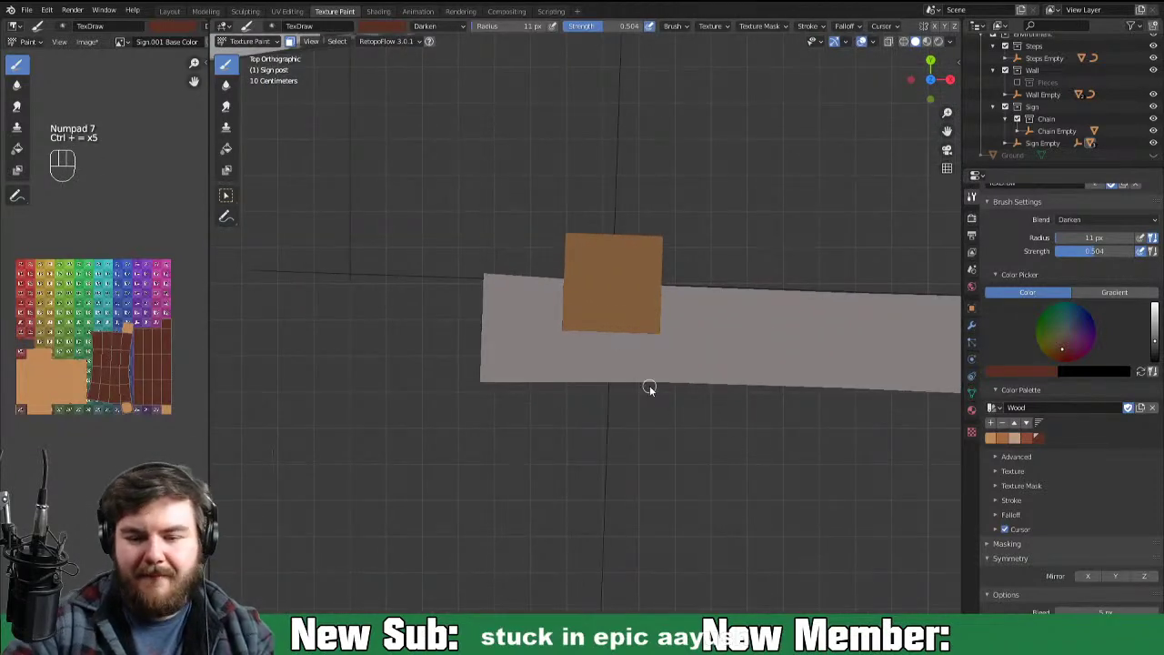
pyautogui.press('ctrl+=')
pyautogui.moveTo(561, 283); pyautogui.dragTo(605, 228)
pyautogui.moveTo(567, 257); pyautogui.dragTo(608, 217)
pyautogui.moveTo(599, 225); pyautogui.dragTo(582, 285)
pyautogui.click(578, 337)
pyautogui.moveTo(577, 336); pyautogui.dragTo(596, 216)
pyautogui.moveTo(595, 225); pyautogui.dragTo(597, 352)
pyautogui.click(570, 301)
pyautogui.moveTo(561, 297); pyautogui.dragTo(578, 357)
pyautogui.moveTo(567, 321); pyautogui.dragTo(584, 194)
pyautogui.moveTo(567, 281); pyautogui.dragTo(570, 259)
pyautogui.moveTo(655, 227); pyautogui.dragTo(645, 352)
pyautogui.moveTo(652, 334); pyautogui.dragTo(663, 213)
pyautogui.moveTo(666, 314); pyautogui.dragTo(656, 339)
pyautogui.moveTo(659, 240); pyautogui.dragTo(659, 347)
pyautogui.moveTo(671, 280); pyautogui.dragTo(668, 228)
pyautogui.moveTo(664, 331); pyautogui.dragTo(643, 374)
pyautogui.moveTo(655, 361); pyautogui.dragTo(668, 261)
pyautogui.moveTo(663, 324); pyautogui.dragTo(682, 306)
pyautogui.moveTo(603, 339); pyautogui.dragTo(680, 296)
pyautogui.moveTo(641, 327); pyautogui.dragTo(695, 305)
pyautogui.moveTo(606, 341); pyautogui.dragTo(562, 336)
pyautogui.moveTo(620, 338); pyautogui.dragTo(678, 313)
pyautogui.moveTo(679, 308); pyautogui.dragTo(576, 327)
pyautogui.click(614, 342)
pyautogui.moveTo(650, 329); pyautogui.dragTo(569, 308)
pyautogui.moveTo(573, 308); pyautogui.dragTo(622, 318)
pyautogui.moveTo(571, 310); pyautogui.dragTo(705, 321)
pyautogui.click(587, 339)
pyautogui.moveTo(605, 341); pyautogui.dragTo(685, 292)
pyautogui.moveTo(668, 245); pyautogui.dragTo(725, 255)
pyautogui.moveTo(653, 239); pyautogui.dragTo(705, 262)
pyautogui.moveTo(622, 233); pyautogui.dragTo(690, 262)
pyautogui.moveTo(638, 235); pyautogui.dragTo(719, 258)
pyautogui.moveTo(595, 236); pyautogui.dragTo(703, 248)
pyautogui.moveTo(559, 262); pyautogui.dragTo(703, 245)
pyautogui.moveTo(608, 243); pyautogui.dragTo(572, 275)
pyautogui.click(568, 337)
pyautogui.moveTo(662, 247); pyautogui.dragTo(658, 336)
pyautogui.click(665, 253)
# Step: Dab extra wood colour on the crossbeam and orbit to see its light wood end
pyautogui.click(652, 327)
pyautogui.click(656, 328)
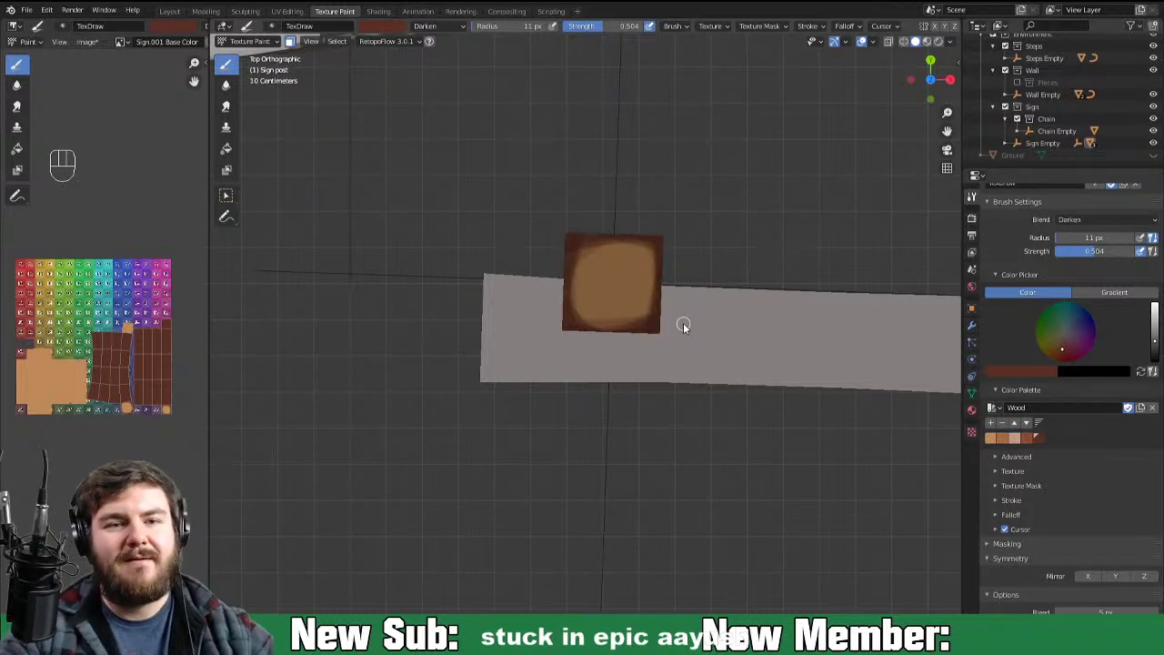
pyautogui.moveTo(735, 394); pyautogui.dragTo(869, 282)
pyautogui.click(676, 272)
pyautogui.moveTo(673, 286); pyautogui.dragTo(681, 285)
pyautogui.click(656, 366)
pyautogui.click(672, 350)
pyautogui.click(659, 372)
pyautogui.moveTo(657, 359); pyautogui.dragTo(671, 214)
pyautogui.click(663, 350)
pyautogui.middleClick(651, 359)
# Step: Paint a soft darker brown rim around the crossbeam's light wood end
pyautogui.click(537, 374)
pyautogui.moveTo(518, 321); pyautogui.dragTo(518, 276)
pyautogui.click(549, 374)
pyautogui.click(523, 322)
pyautogui.click(549, 368)
pyautogui.click(528, 345)
pyautogui.moveTo(522, 349); pyautogui.dragTo(596, 171)
pyautogui.moveTo(540, 235); pyautogui.dragTo(532, 365)
pyautogui.moveTo(521, 283); pyautogui.dragTo(598, 168)
pyautogui.moveTo(569, 203); pyautogui.dragTo(529, 356)
pyautogui.moveTo(524, 289); pyautogui.dragTo(586, 169)
pyautogui.moveTo(522, 316); pyautogui.dragTo(544, 390)
pyautogui.moveTo(543, 243); pyautogui.dragTo(586, 184)
pyautogui.moveTo(568, 210); pyautogui.dragTo(552, 400)
pyautogui.moveTo(551, 379); pyautogui.dragTo(541, 334)
pyautogui.moveTo(531, 307); pyautogui.dragTo(552, 392)
pyautogui.moveTo(528, 252); pyautogui.dragTo(572, 198)
pyautogui.moveTo(556, 216); pyautogui.dragTo(517, 294)
pyautogui.moveTo(530, 234); pyautogui.dragTo(568, 191)
pyautogui.moveTo(507, 273); pyautogui.dragTo(514, 256)
pyautogui.click(513, 257)
pyautogui.moveTo(561, 199); pyautogui.dragTo(527, 328)
pyautogui.moveTo(641, 360); pyautogui.dragTo(671, 296)
pyautogui.moveTo(621, 374); pyautogui.dragTo(678, 288)
pyautogui.moveTo(616, 371); pyautogui.dragTo(673, 282)
pyautogui.moveTo(614, 370); pyautogui.dragTo(524, 359)
pyautogui.click(670, 335)
pyautogui.moveTo(643, 337); pyautogui.dragTo(531, 355)
pyautogui.moveTo(555, 356); pyautogui.dragTo(651, 346)
pyautogui.moveTo(551, 345); pyautogui.dragTo(603, 347)
pyautogui.moveTo(522, 325); pyautogui.dragTo(592, 340)
pyautogui.moveTo(522, 326); pyautogui.dragTo(581, 328)
pyautogui.click(600, 376)
pyautogui.moveTo(518, 304); pyautogui.dragTo(564, 356)
pyautogui.moveTo(551, 350); pyautogui.dragTo(590, 185)
pyautogui.moveTo(565, 209); pyautogui.dragTo(590, 380)
pyautogui.click(665, 255)
pyautogui.moveTo(664, 254); pyautogui.dragTo(649, 341)
pyautogui.moveTo(646, 210); pyautogui.dragTo(660, 338)
pyautogui.click(647, 335)
pyautogui.moveTo(657, 286); pyautogui.dragTo(573, 216)
pyautogui.moveTo(517, 243); pyautogui.dragTo(698, 234)
pyautogui.moveTo(593, 221); pyautogui.dragTo(699, 241)
pyautogui.moveTo(620, 212); pyautogui.dragTo(683, 254)
pyautogui.moveTo(623, 221); pyautogui.dragTo(689, 249)
pyautogui.moveTo(651, 224); pyautogui.dragTo(518, 265)
pyautogui.moveTo(548, 240); pyautogui.dragTo(698, 229)
pyautogui.click(616, 214)
pyautogui.moveTo(599, 216); pyautogui.dragTo(678, 250)
pyautogui.click(648, 234)
pyautogui.click(633, 354)
pyautogui.moveTo(660, 282); pyautogui.dragTo(636, 346)
pyautogui.click(598, 356)
pyautogui.moveTo(659, 325); pyautogui.dragTo(589, 360)
pyautogui.moveTo(634, 345); pyautogui.dragTo(563, 350)
pyautogui.moveTo(625, 353); pyautogui.dragTo(677, 342)
pyautogui.moveTo(668, 341); pyautogui.dragTo(534, 286)
pyautogui.moveTo(563, 356); pyautogui.dragTo(610, 344)
pyautogui.click(613, 373)
# Step: Zoom back out to the whole sign post and return to Object Mode
pyautogui.moveTo(821, 433); pyautogui.dragTo(786, 434)
pyautogui.press('ctrl+-')
pyautogui.press('ctrl+-')
pyautogui.moveTo(799, 466); pyautogui.dragTo(802, 437)
pyautogui.click(292, 48)
pyautogui.middleClick(758, 392)
pyautogui.moveTo(830, 426); pyautogui.dragTo(806, 405)
pyautogui.press('ctrl+Tab')
pyautogui.press('ctrl+Tab')
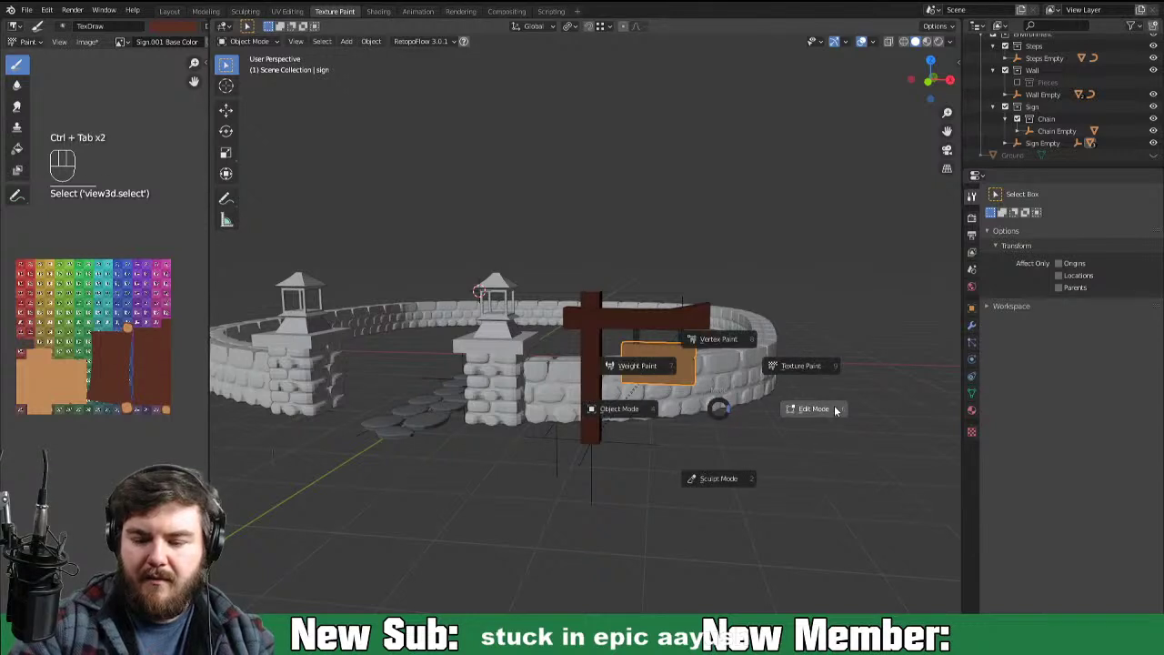
# Step: Frame the hanging sign board in Texture Paint with the brush set to Mix blending at 61 px radius
pyautogui.press('KP_0')
pyautogui.press('KP_Decimal')
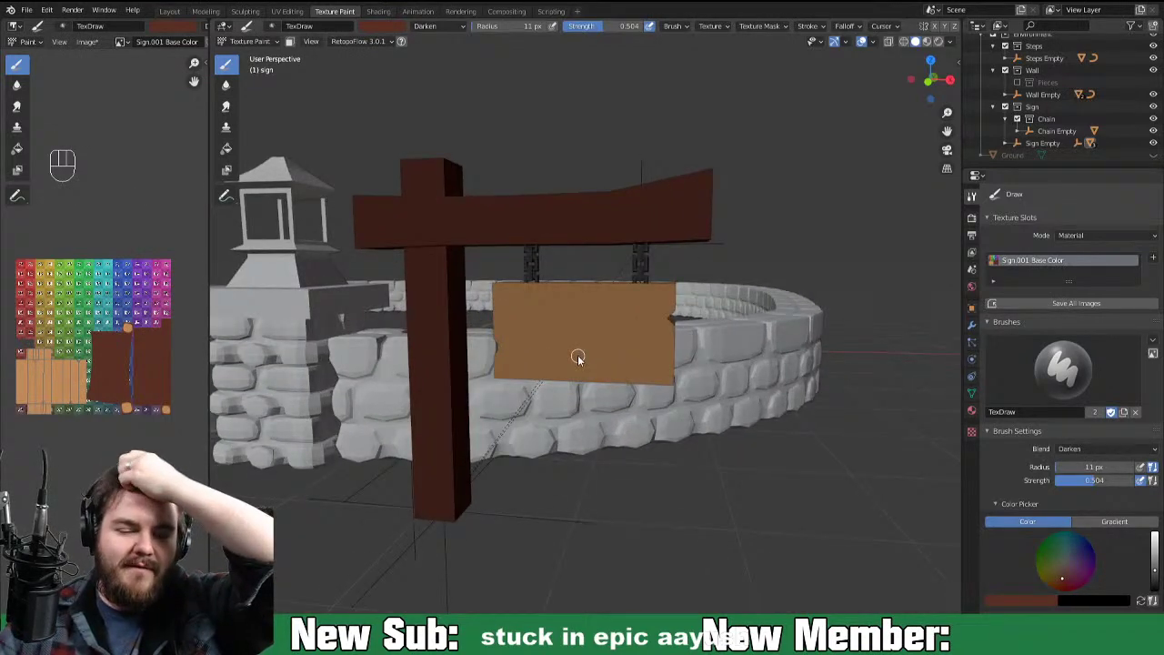
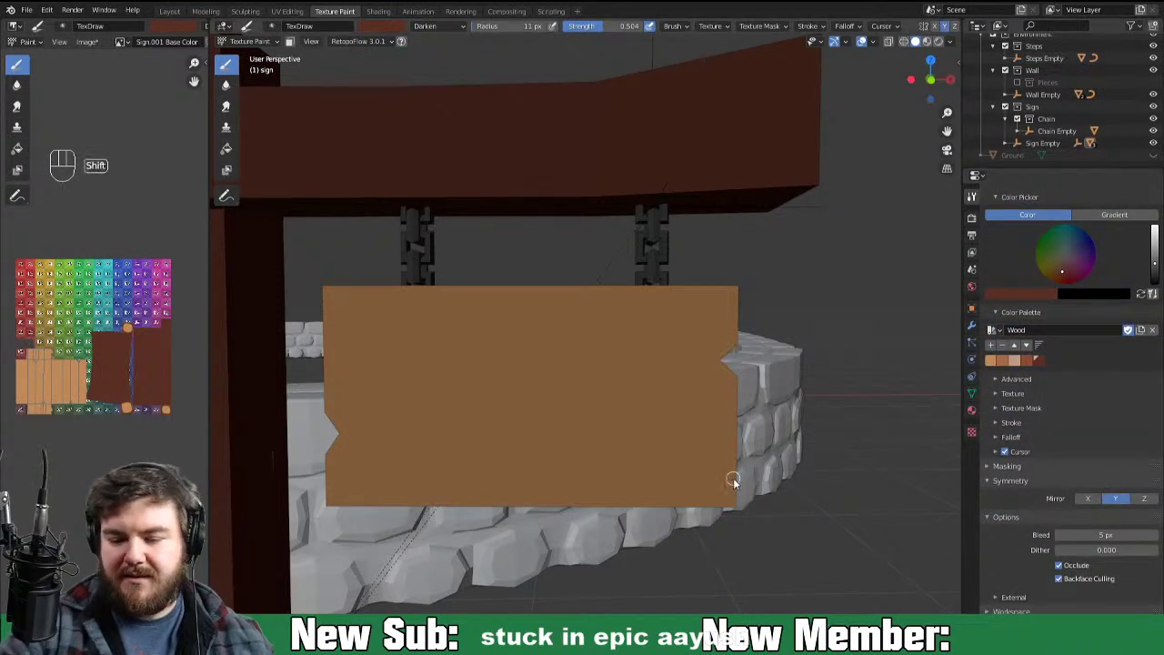
pyautogui.moveTo(780, 500); pyautogui.dragTo(830, 490)
pyautogui.middleClick(809, 481)
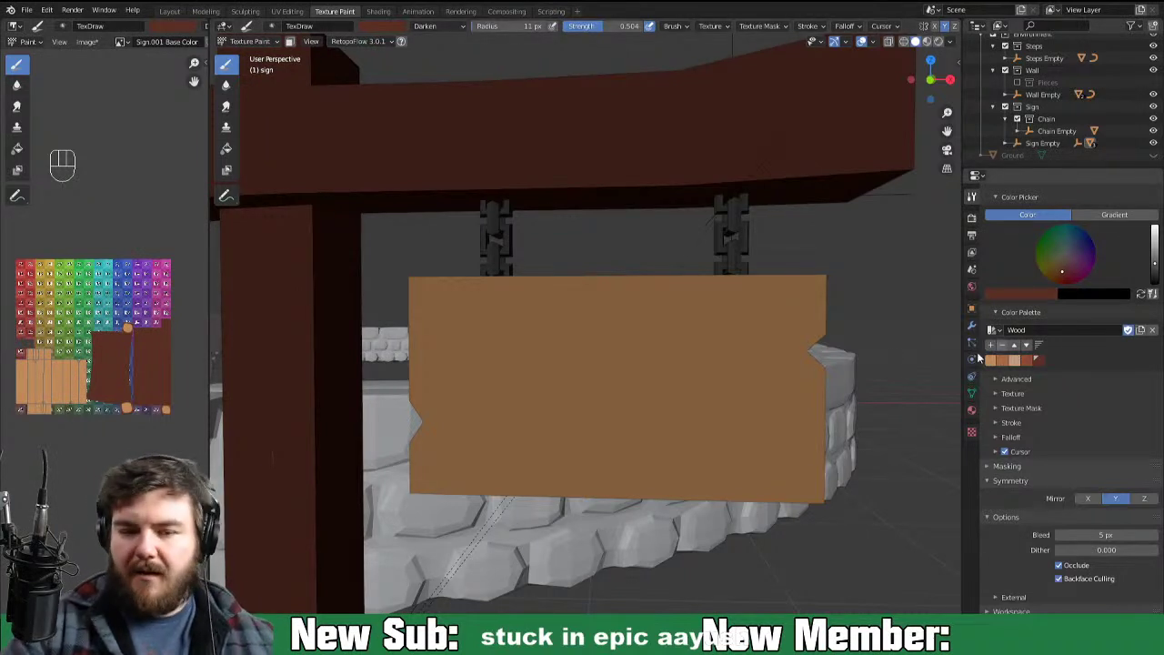
pyautogui.click(459, 33)
pyautogui.press('f')
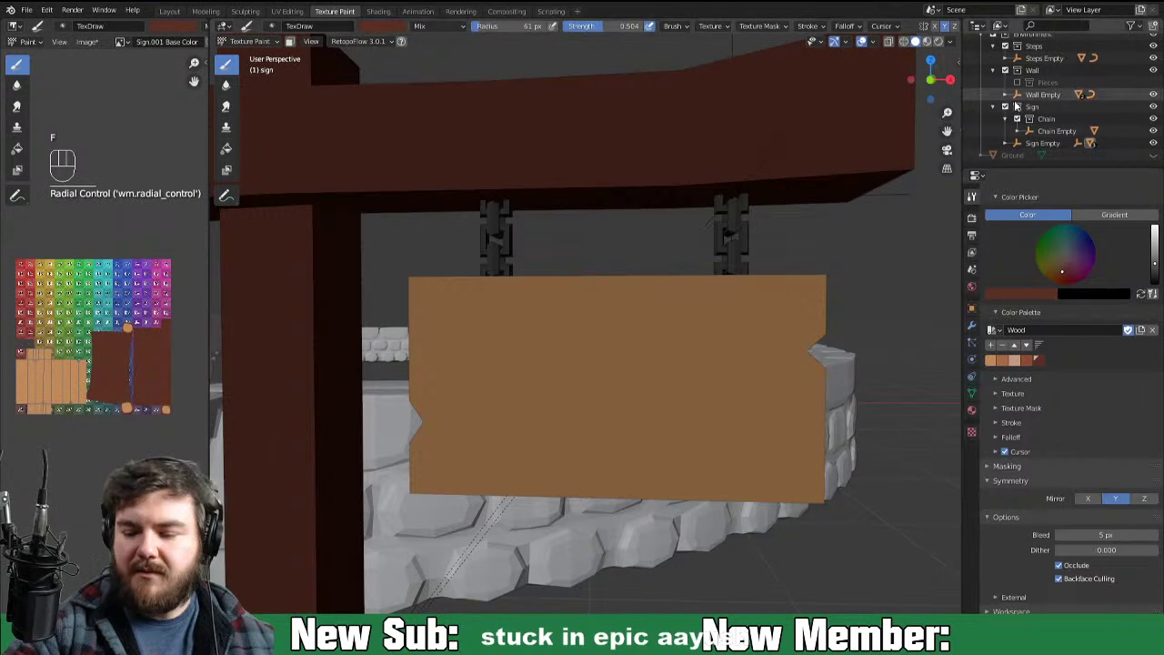
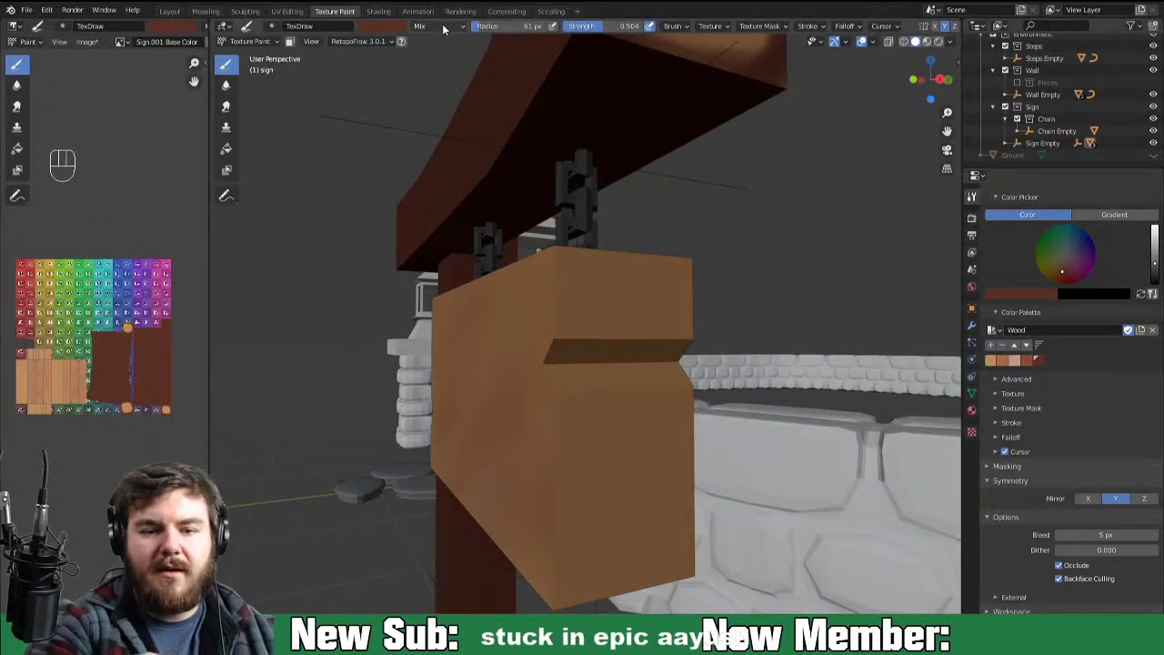
# Step: Shrink the Mix brush to about 21 px and paint dark brown shading into the board's first notch
pyautogui.moveTo(871, 40); pyautogui.dragTo(858, 183)
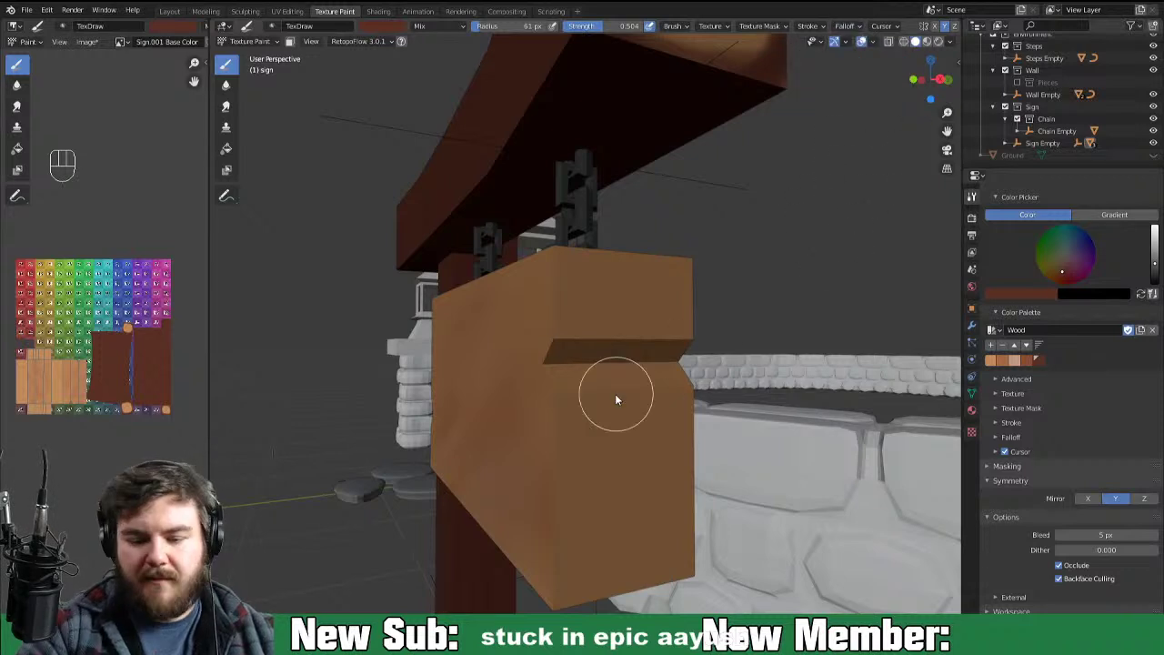
pyautogui.press('f')
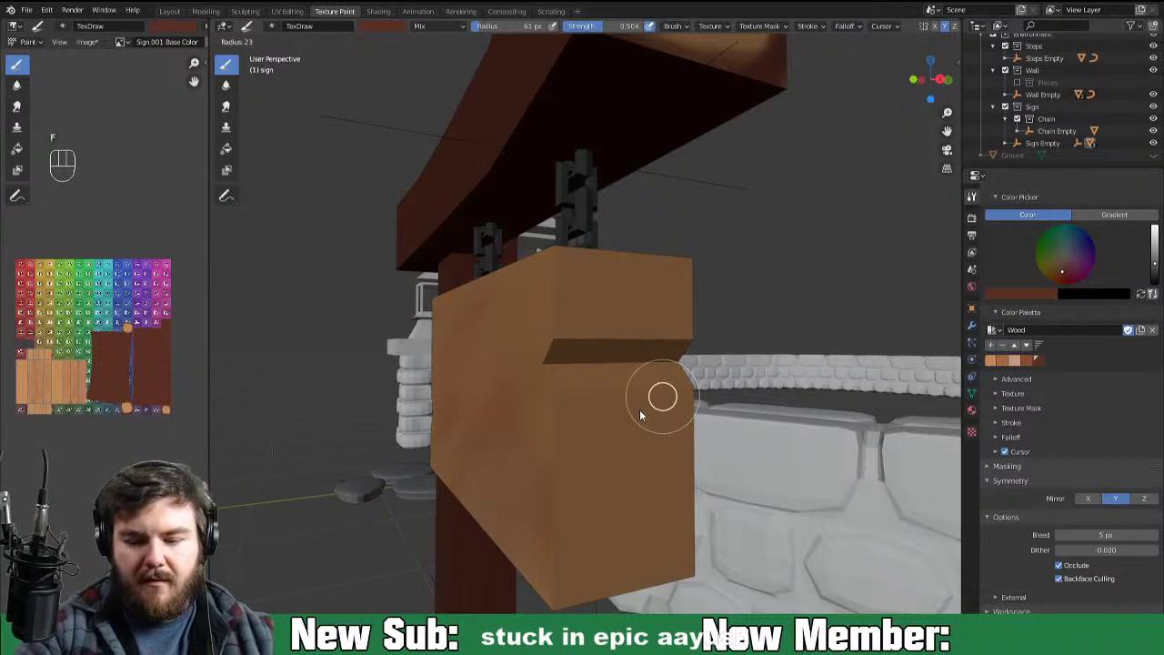
pyautogui.moveTo(566, 372); pyautogui.dragTo(644, 366)
pyautogui.moveTo(546, 366); pyautogui.dragTo(634, 356)
pyautogui.click(639, 367)
pyautogui.click(671, 361)
pyautogui.moveTo(587, 365); pyautogui.dragTo(619, 361)
pyautogui.click(589, 370)
pyautogui.moveTo(581, 376); pyautogui.dragTo(582, 369)
pyautogui.moveTo(564, 371); pyautogui.dragTo(646, 365)
pyautogui.click(641, 374)
pyautogui.click(550, 383)
pyautogui.click(648, 377)
pyautogui.moveTo(609, 388); pyautogui.dragTo(674, 376)
pyautogui.moveTo(549, 379); pyautogui.dragTo(652, 361)
pyautogui.click(651, 351)
pyautogui.click(669, 356)
pyautogui.click(723, 354)
# Step: Continue the dark brown streaks along the remaining notches on this side of the sign board
pyautogui.middleClick(713, 337)
pyautogui.moveTo(499, 299); pyautogui.dragTo(608, 306)
pyautogui.click(606, 298)
pyautogui.click(637, 309)
pyautogui.moveTo(683, 354); pyautogui.dragTo(751, 365)
pyautogui.click(718, 376)
pyautogui.click(707, 365)
pyautogui.moveTo(678, 372); pyautogui.dragTo(692, 367)
pyautogui.click(785, 383)
pyautogui.moveTo(766, 390); pyautogui.dragTo(801, 398)
pyautogui.click(694, 367)
pyautogui.click(784, 385)
pyautogui.moveTo(791, 381); pyautogui.dragTo(699, 365)
pyautogui.moveTo(753, 367); pyautogui.dragTo(795, 363)
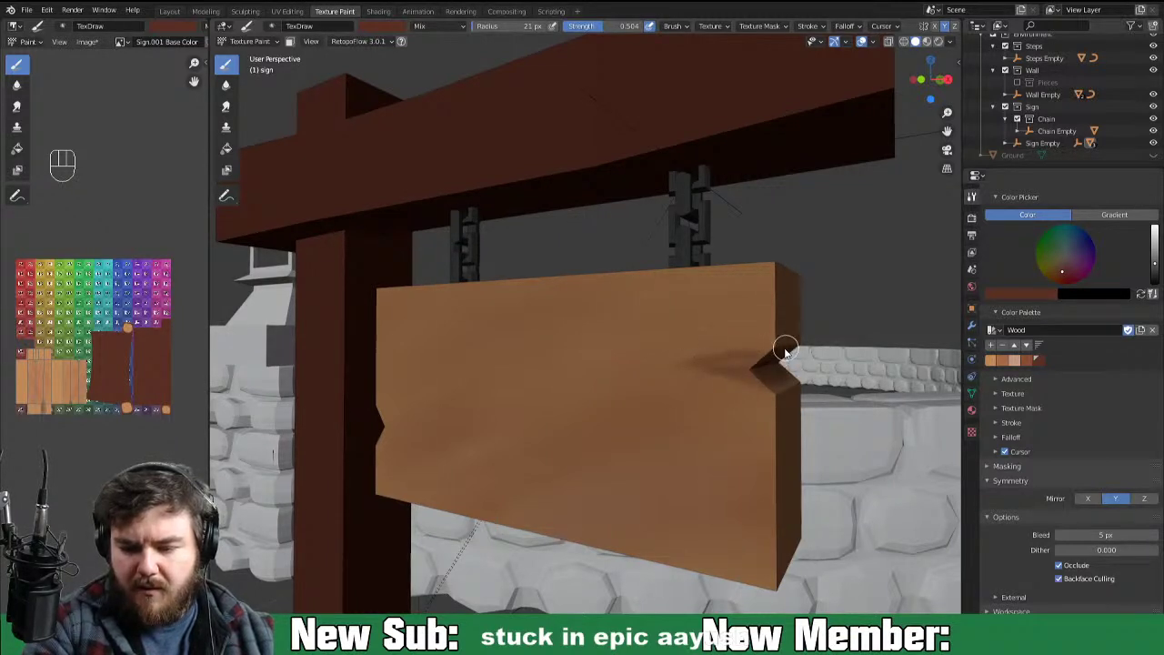
pyautogui.click(694, 378)
pyautogui.click(707, 374)
pyautogui.moveTo(760, 363); pyautogui.dragTo(811, 357)
pyautogui.click(803, 365)
pyautogui.click(728, 380)
pyautogui.moveTo(769, 388); pyautogui.dragTo(786, 383)
pyautogui.moveTo(704, 382); pyautogui.dragTo(800, 387)
pyautogui.moveTo(712, 382); pyautogui.dragTo(814, 368)
pyautogui.moveTo(739, 367); pyautogui.dragTo(809, 368)
pyautogui.click(812, 360)
pyautogui.click(823, 361)
pyautogui.click(738, 371)
pyautogui.moveTo(790, 369); pyautogui.dragTo(831, 365)
# Step: Touch up the notch shading from new angles, zooming out and back in around the board
pyautogui.middleClick(811, 370)
pyautogui.click(781, 361)
pyautogui.middleClick(773, 367)
pyautogui.click(735, 367)
pyautogui.moveTo(720, 372); pyautogui.dragTo(708, 367)
pyautogui.moveTo(719, 353); pyautogui.dragTo(675, 351)
pyautogui.press('ctrl+-')
pyautogui.press('ctrl+-')
pyautogui.moveTo(732, 463); pyautogui.dragTo(900, 467)
pyautogui.press('ctrl+=')
pyautogui.middleClick(709, 454)
pyautogui.click(717, 436)
# Step: Paint dark brown shading into the notches on the opposite side of the board
pyautogui.moveTo(732, 435); pyautogui.dragTo(721, 428)
pyautogui.moveTo(613, 433); pyautogui.dragTo(730, 431)
pyautogui.moveTo(729, 434); pyautogui.dragTo(662, 424)
pyautogui.moveTo(738, 419); pyautogui.dragTo(683, 424)
pyautogui.moveTo(726, 423); pyautogui.dragTo(699, 417)
pyautogui.click(728, 427)
pyautogui.moveTo(718, 415); pyautogui.dragTo(679, 416)
pyautogui.moveTo(728, 421); pyautogui.dragTo(667, 418)
pyautogui.moveTo(617, 416); pyautogui.dragTo(613, 428)
pyautogui.moveTo(632, 431); pyautogui.dragTo(719, 434)
pyautogui.moveTo(622, 440); pyautogui.dragTo(685, 440)
pyautogui.moveTo(705, 447); pyautogui.dragTo(670, 452)
pyautogui.moveTo(678, 459); pyautogui.dragTo(691, 447)
pyautogui.moveTo(729, 453); pyautogui.dragTo(653, 447)
pyautogui.moveTo(646, 455); pyautogui.dragTo(681, 445)
pyautogui.moveTo(632, 448); pyautogui.dragTo(717, 447)
pyautogui.moveTo(661, 460); pyautogui.dragTo(693, 447)
pyautogui.click(678, 461)
pyautogui.click(720, 447)
pyautogui.click(701, 445)
# Step: Finish the dark streaks across the rest of the opposite side's notched seams
pyautogui.moveTo(624, 432); pyautogui.dragTo(627, 426)
pyautogui.moveTo(728, 428); pyautogui.dragTo(627, 437)
pyautogui.click(721, 442)
pyautogui.moveTo(715, 449); pyautogui.dragTo(693, 439)
pyautogui.moveTo(528, 421); pyautogui.dragTo(609, 418)
pyautogui.moveTo(525, 425); pyautogui.dragTo(529, 419)
pyautogui.moveTo(621, 433); pyautogui.dragTo(577, 421)
pyautogui.click(616, 429)
pyautogui.moveTo(615, 437); pyautogui.dragTo(527, 461)
pyautogui.click(598, 444)
pyautogui.click(582, 444)
pyautogui.click(624, 430)
pyautogui.moveTo(527, 428); pyautogui.dragTo(614, 428)
pyautogui.click(607, 430)
pyautogui.moveTo(615, 436); pyautogui.dragTo(617, 429)
pyautogui.moveTo(534, 437); pyautogui.dragTo(566, 436)
pyautogui.moveTo(605, 425); pyautogui.dragTo(571, 431)
pyautogui.moveTo(588, 434); pyautogui.dragTo(658, 438)
pyautogui.moveTo(520, 441); pyautogui.dragTo(602, 444)
pyautogui.moveTo(835, 399); pyautogui.dragTo(766, 401)
pyautogui.moveTo(735, 419); pyautogui.dragTo(776, 421)
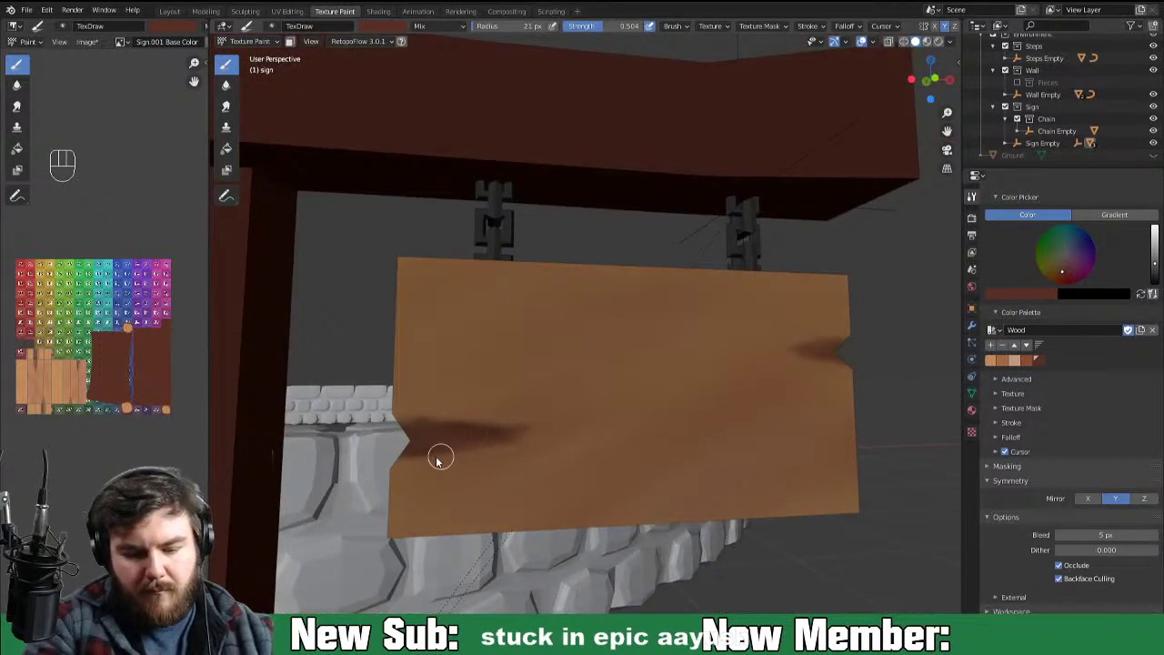
# Step: Stroke dark grain lines across the sign board's left and right planks
pyautogui.click(510, 438)
pyautogui.click(496, 445)
pyautogui.moveTo(414, 452); pyautogui.dragTo(508, 434)
pyautogui.moveTo(505, 438); pyautogui.dragTo(500, 429)
pyautogui.click(494, 437)
pyautogui.moveTo(498, 442); pyautogui.dragTo(523, 432)
pyautogui.moveTo(871, 407); pyautogui.dragTo(809, 409)
pyautogui.moveTo(711, 383); pyautogui.dragTo(773, 380)
pyautogui.click(784, 375)
pyautogui.moveTo(681, 388); pyautogui.dragTo(817, 374)
pyautogui.moveTo(718, 380); pyautogui.dragTo(773, 395)
pyautogui.click(791, 409)
pyautogui.moveTo(711, 386); pyautogui.dragTo(716, 390)
pyautogui.click(790, 411)
pyautogui.moveTo(788, 397); pyautogui.dragTo(772, 389)
pyautogui.click(800, 379)
pyautogui.moveTo(795, 399); pyautogui.dragTo(750, 409)
pyautogui.click(757, 386)
pyautogui.click(746, 389)
pyautogui.click(734, 405)
pyautogui.moveTo(703, 403); pyautogui.dragTo(712, 393)
pyautogui.moveTo(673, 404); pyautogui.dragTo(790, 391)
pyautogui.moveTo(759, 447); pyautogui.dragTo(813, 448)
pyautogui.moveTo(558, 37); pyautogui.dragTo(574, 48)
# Step: With a smaller brush (F), paint finer grain lines along the board's middle plank
pyautogui.press('f')
pyautogui.middleClick(778, 433)
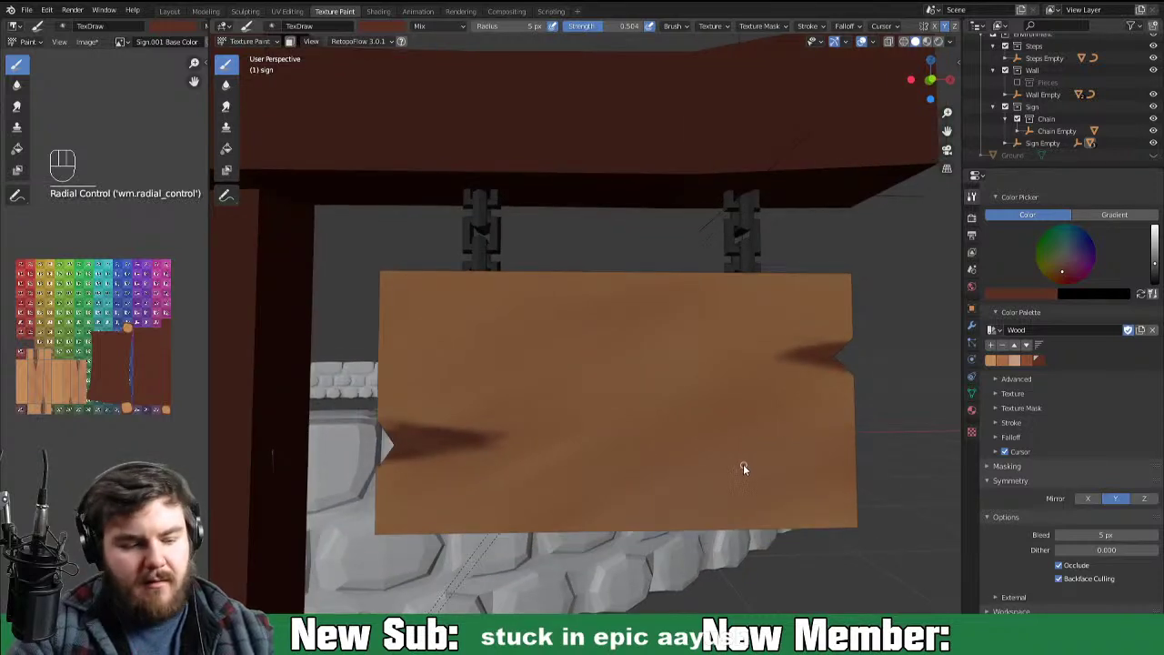
pyautogui.middleClick(782, 451)
pyautogui.moveTo(559, 409); pyautogui.dragTo(725, 406)
pyautogui.moveTo(639, 411); pyautogui.dragTo(753, 404)
pyautogui.click(522, 413)
pyautogui.click(526, 414)
pyautogui.click(558, 412)
pyautogui.click(548, 415)
pyautogui.click(547, 413)
pyautogui.moveTo(453, 418); pyautogui.dragTo(510, 408)
pyautogui.moveTo(452, 414); pyautogui.dragTo(510, 411)
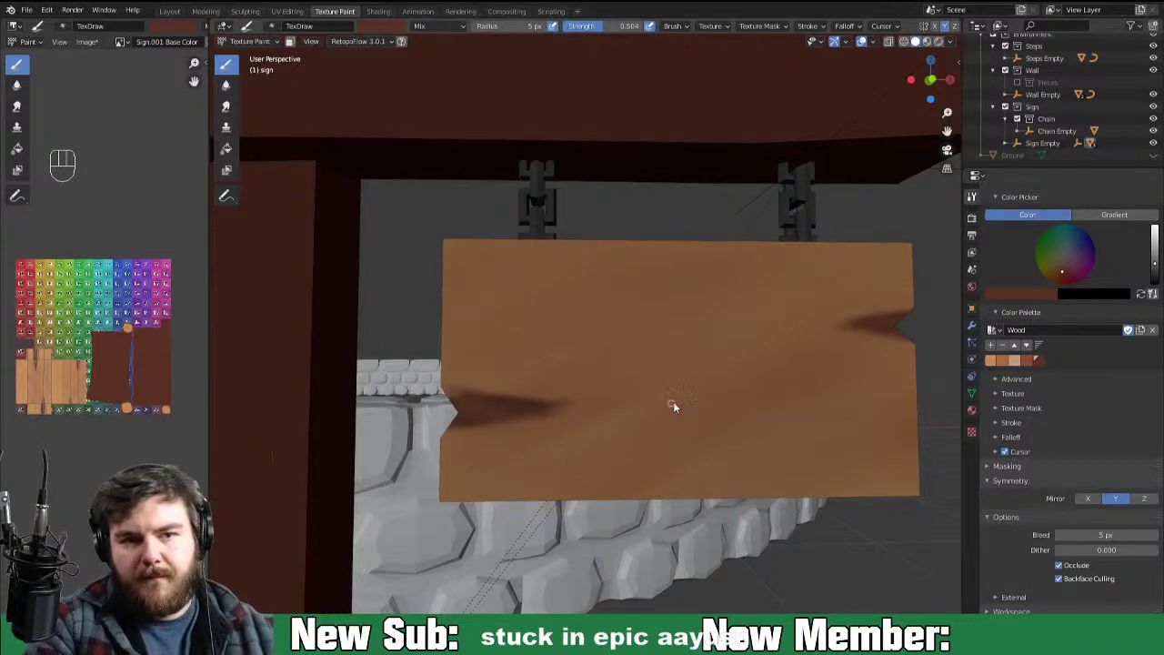
pyautogui.moveTo(601, 408); pyautogui.dragTo(697, 403)
pyautogui.moveTo(629, 407); pyautogui.dragTo(698, 413)
pyautogui.click(658, 410)
pyautogui.click(663, 416)
pyautogui.moveTo(672, 411); pyautogui.dragTo(731, 408)
pyautogui.moveTo(680, 404); pyautogui.dragTo(740, 401)
pyautogui.click(685, 407)
pyautogui.click(630, 413)
pyautogui.moveTo(690, 401); pyautogui.dragTo(836, 367)
pyautogui.moveTo(864, 334); pyautogui.dragTo(837, 334)
pyautogui.click(777, 323)
pyautogui.click(762, 323)
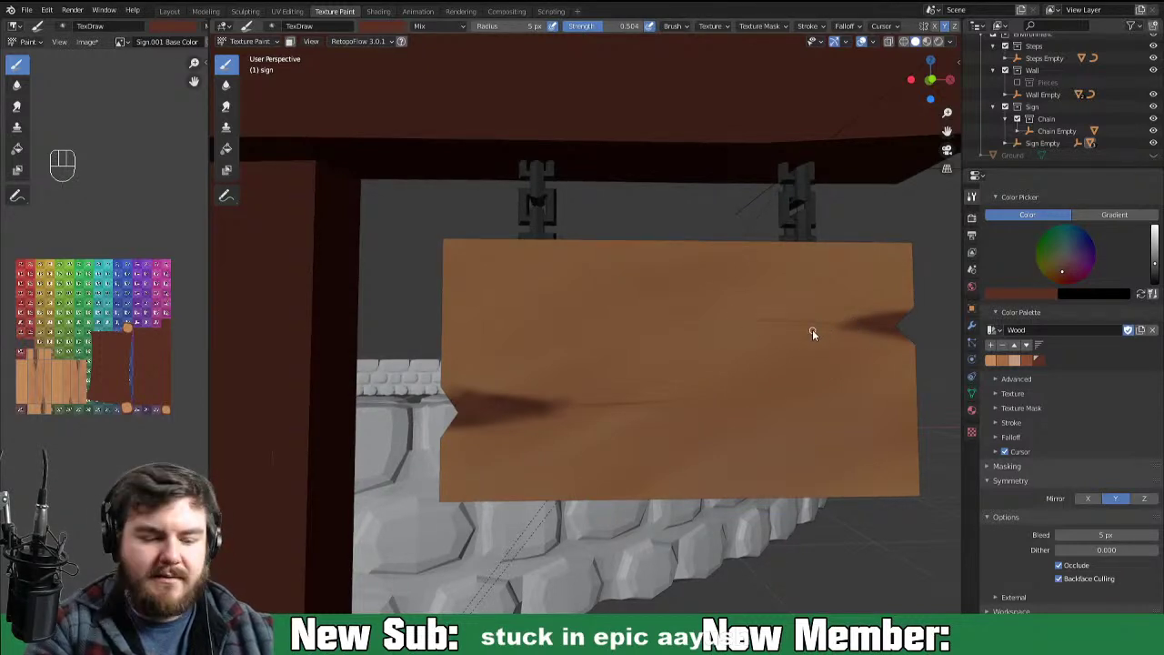
pyautogui.click(850, 330)
# Step: Resize the brush to about 17 px and streak grain from the right notch across the upper plank
pyautogui.press('f')
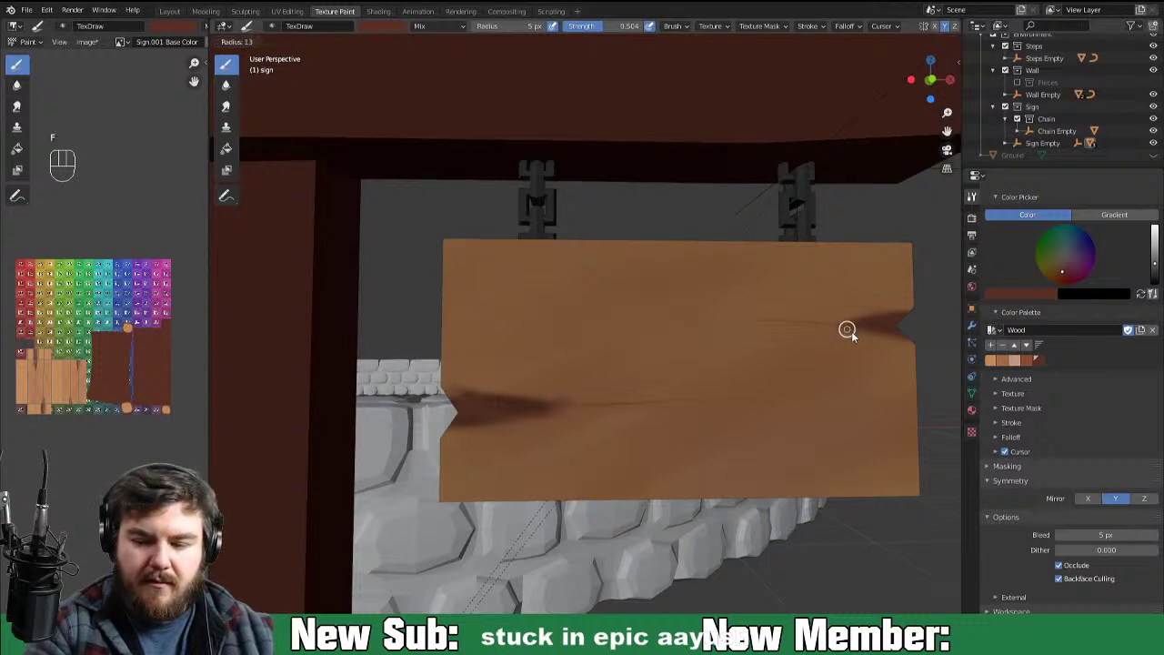
pyautogui.click(827, 330)
pyautogui.moveTo(863, 330); pyautogui.dragTo(798, 322)
pyautogui.moveTo(865, 329); pyautogui.dragTo(841, 326)
pyautogui.moveTo(851, 324); pyautogui.dragTo(829, 319)
pyautogui.click(761, 314)
pyautogui.moveTo(780, 320); pyautogui.dragTo(648, 341)
pyautogui.moveTo(679, 329); pyautogui.dragTo(904, 331)
pyautogui.moveTo(810, 323); pyautogui.dragTo(929, 345)
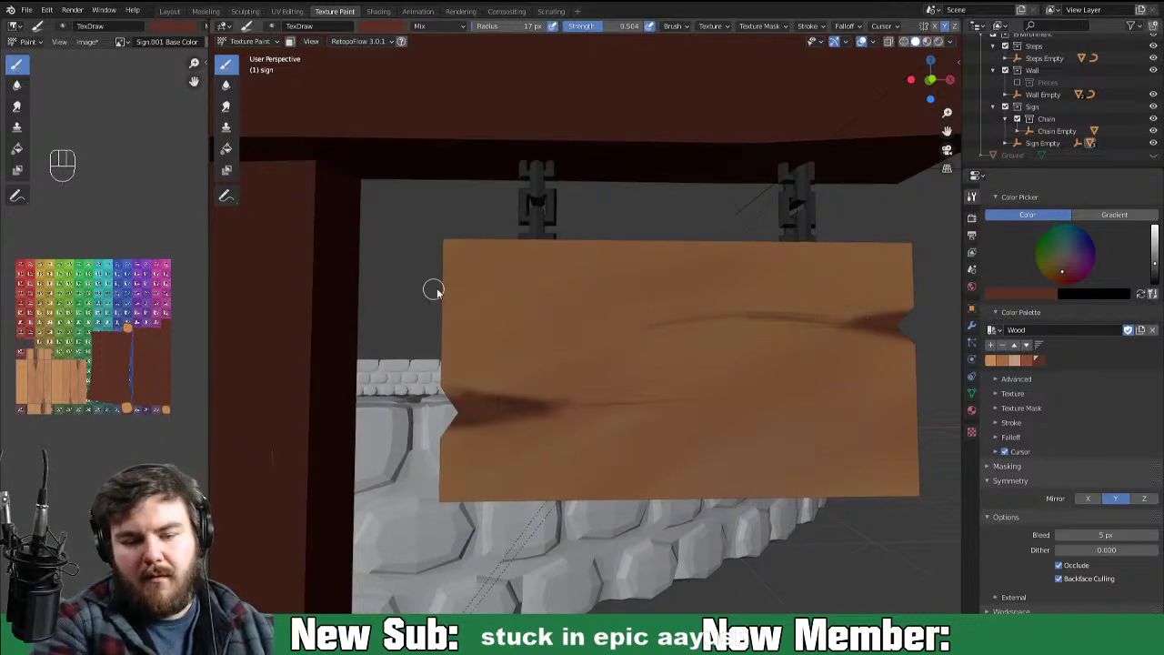
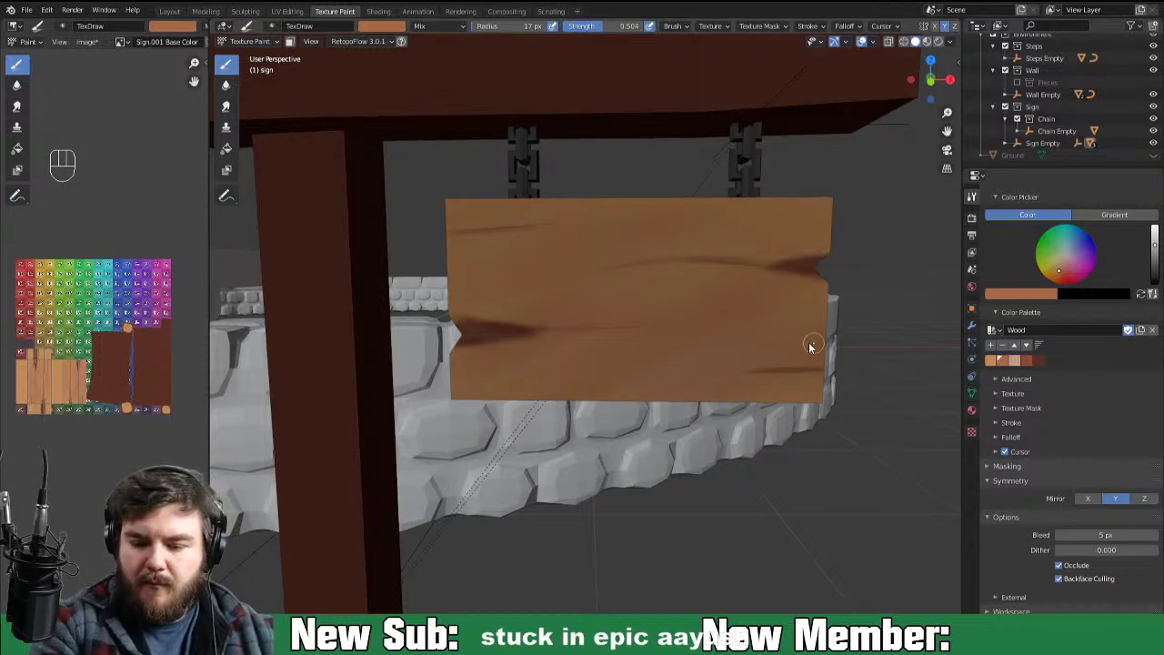
# Step: Paint faint darker grain streaks across the sign board's lower plank
pyautogui.moveTo(629, 356); pyautogui.dragTo(598, 360)
pyautogui.moveTo(748, 357); pyautogui.dragTo(899, 360)
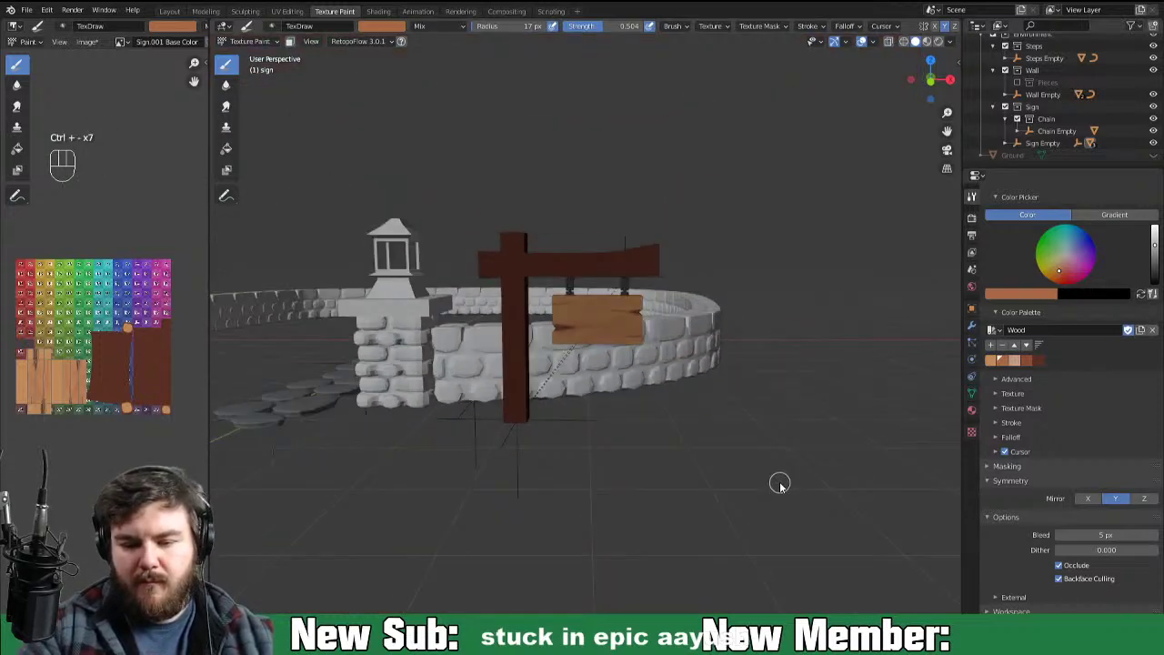
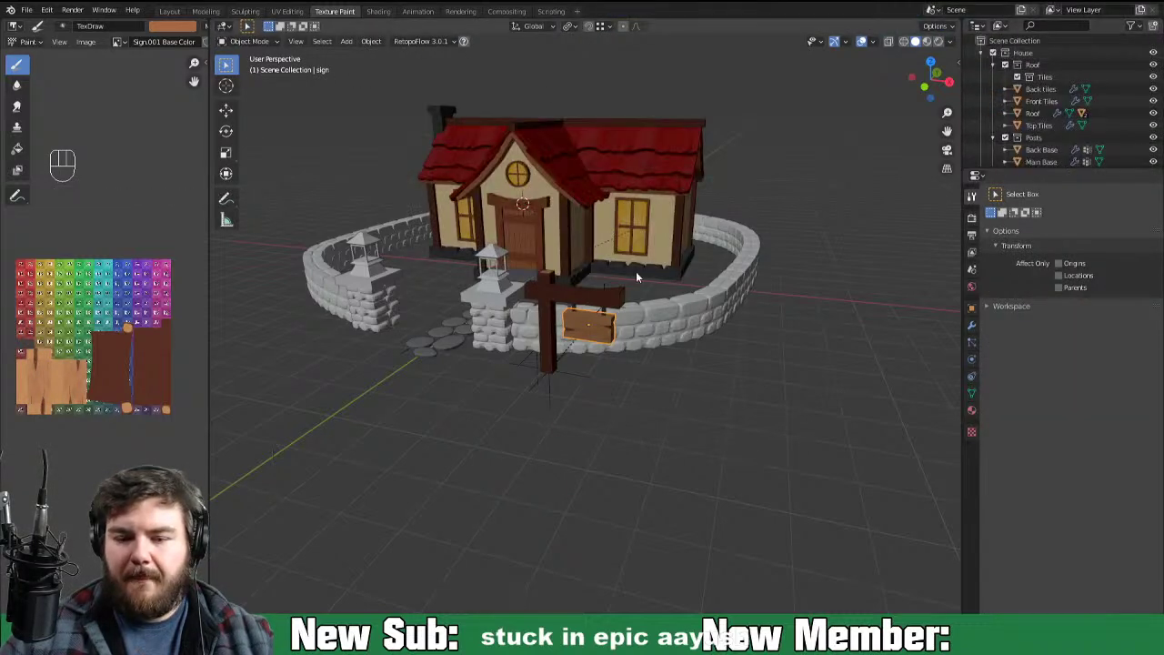
# Step: Orbit the view around the cottage scene and painted sign
pyautogui.middleClick(657, 282)
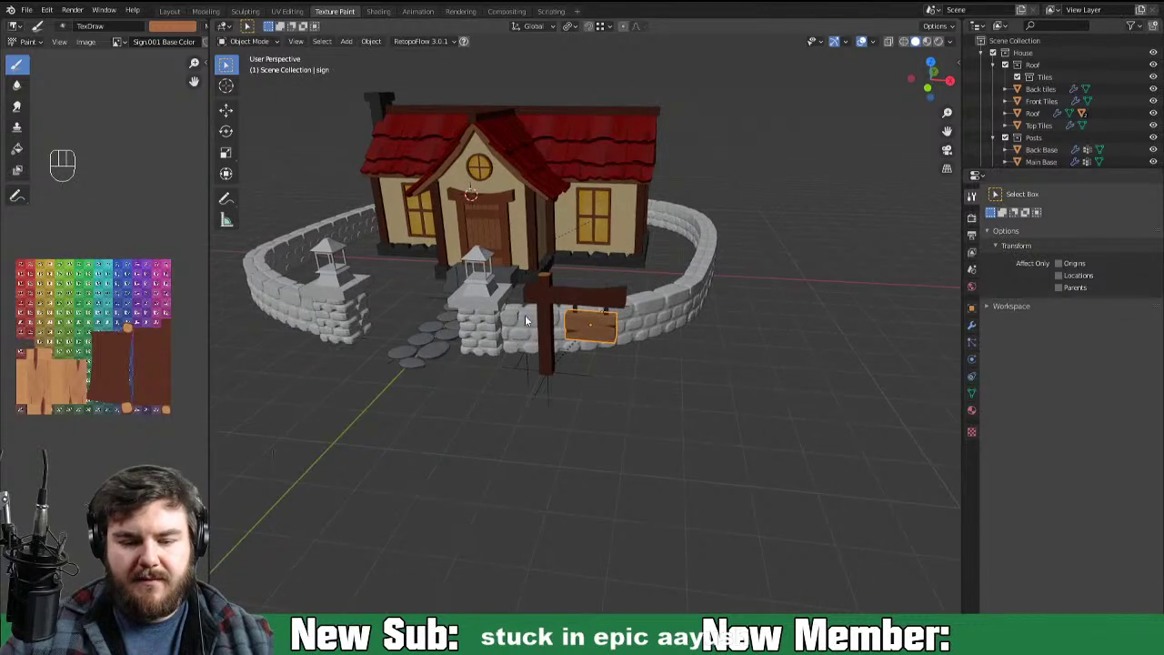
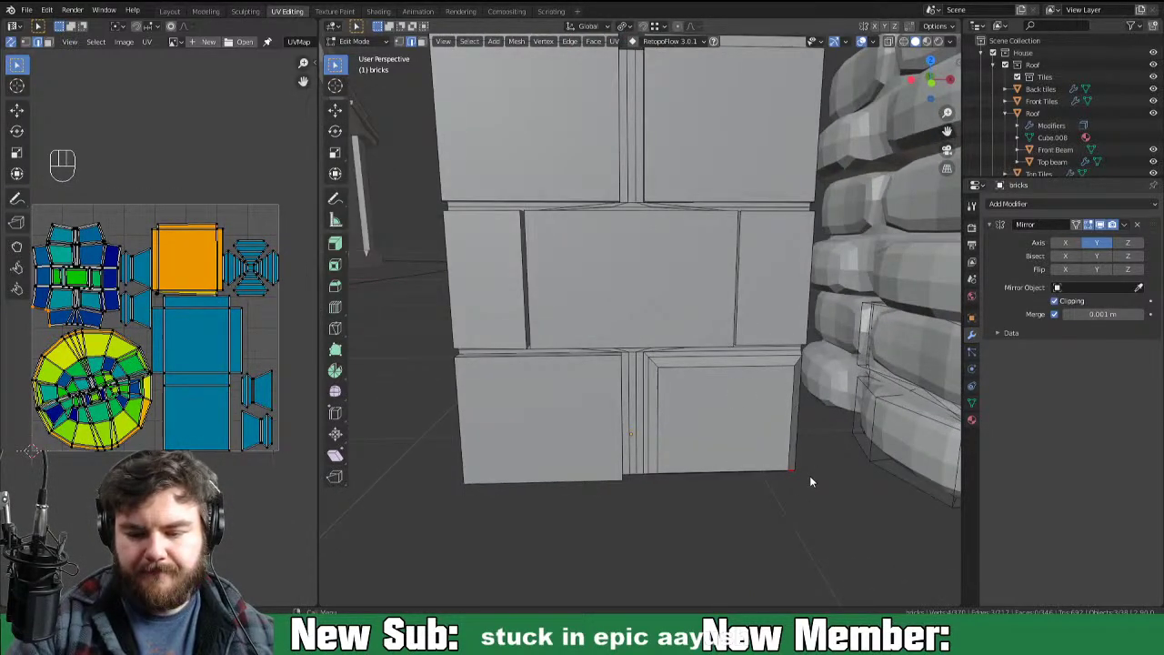
# Step: Leave mesh editing of the bricks wall piece, returning to Object Mode
pyautogui.press('Tab')
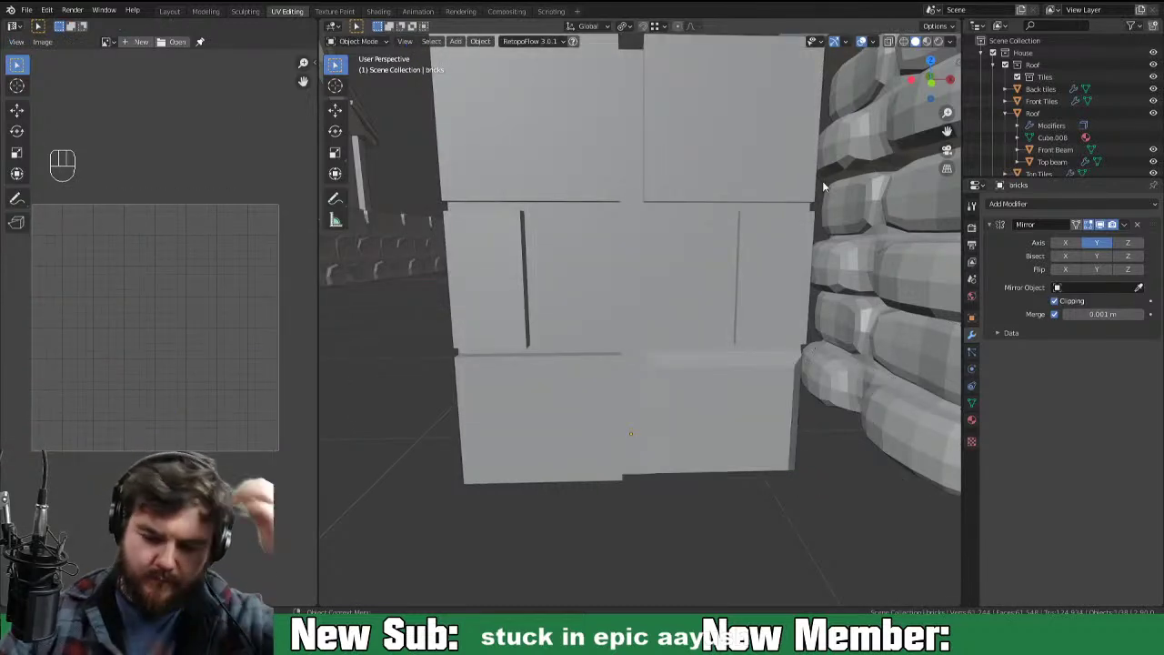
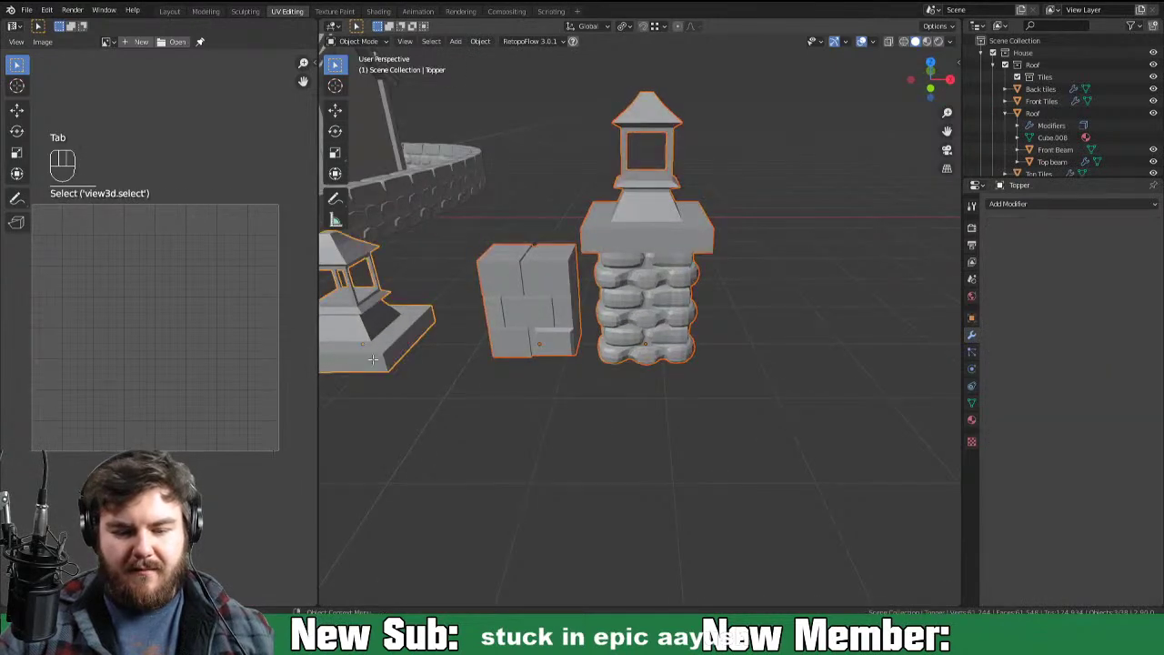
# Step: UV unwrap all geometry of the selected pieces in Edit Mode
pyautogui.press('Tab')
pyautogui.press('a')
pyautogui.press('u')
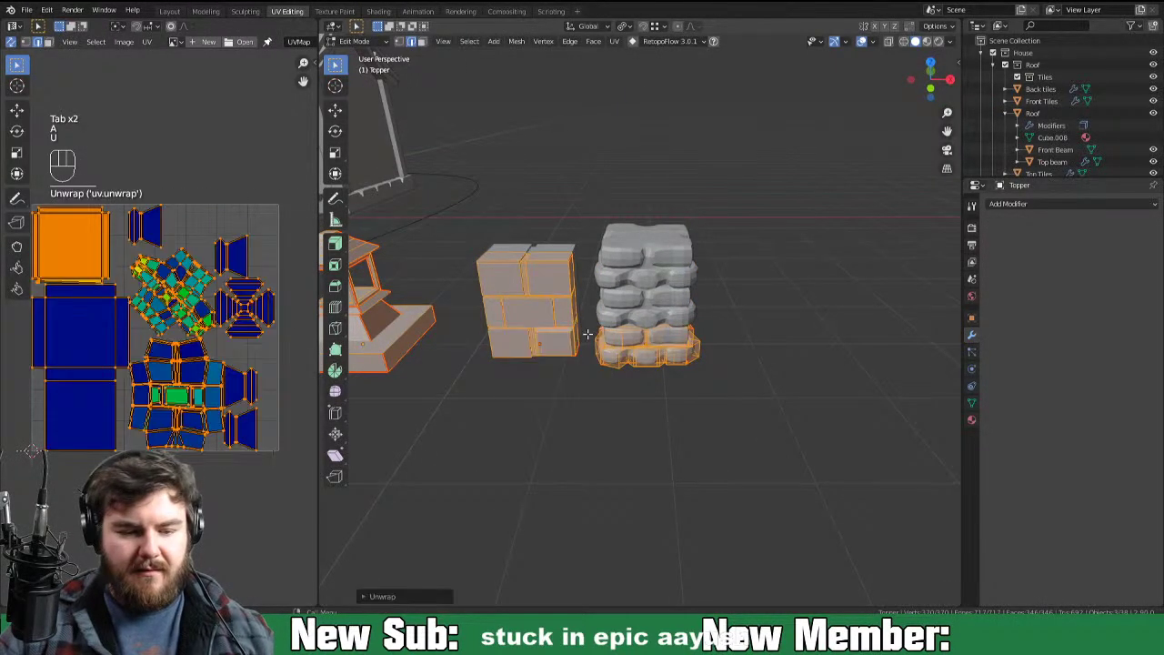
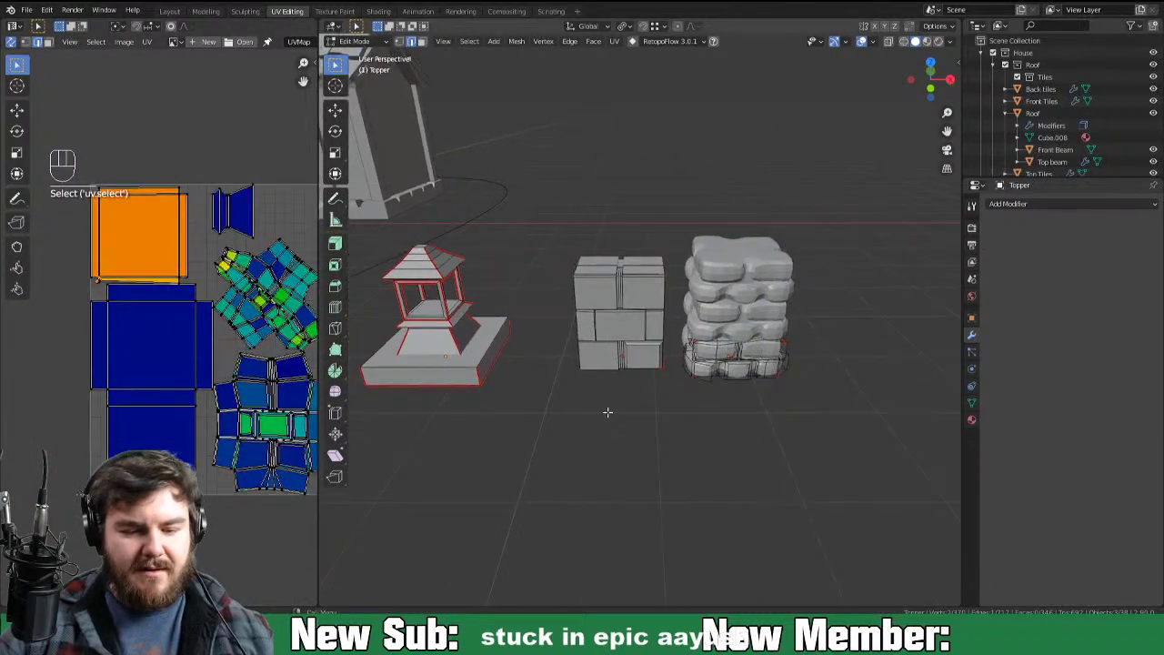
# Step: Make selections in the left-hand editor, then save the cottage file
pyautogui.click(138, 229)
pyautogui.press('3')
pyautogui.click(141, 234)
pyautogui.click(146, 240)
pyautogui.middleClick(113, 313)
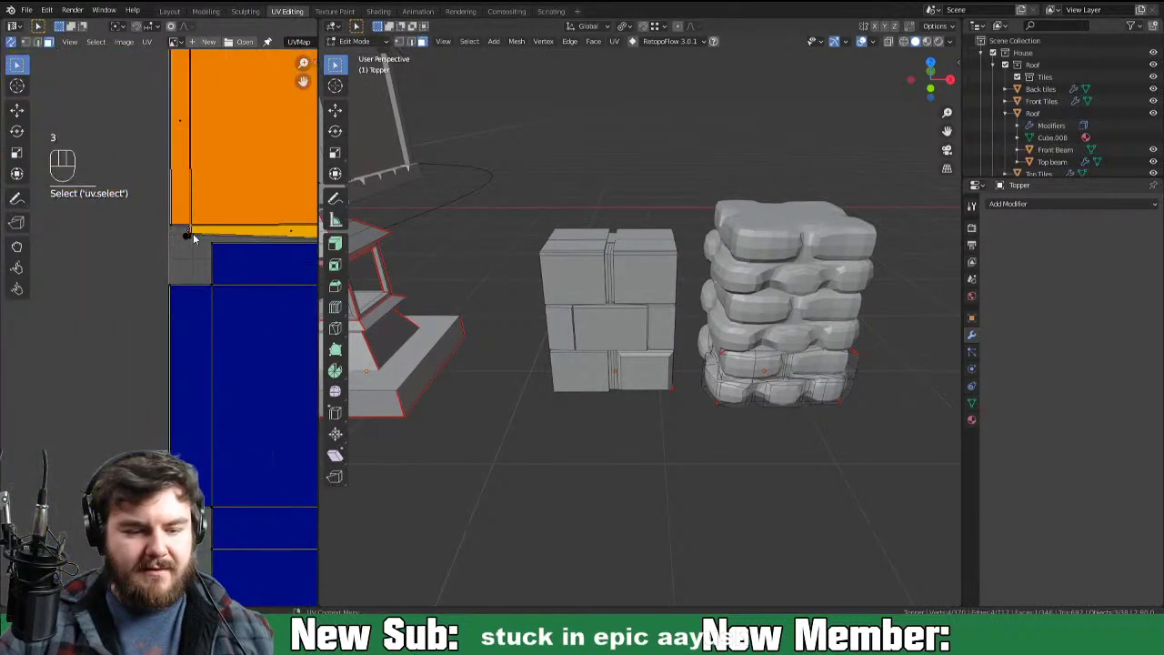
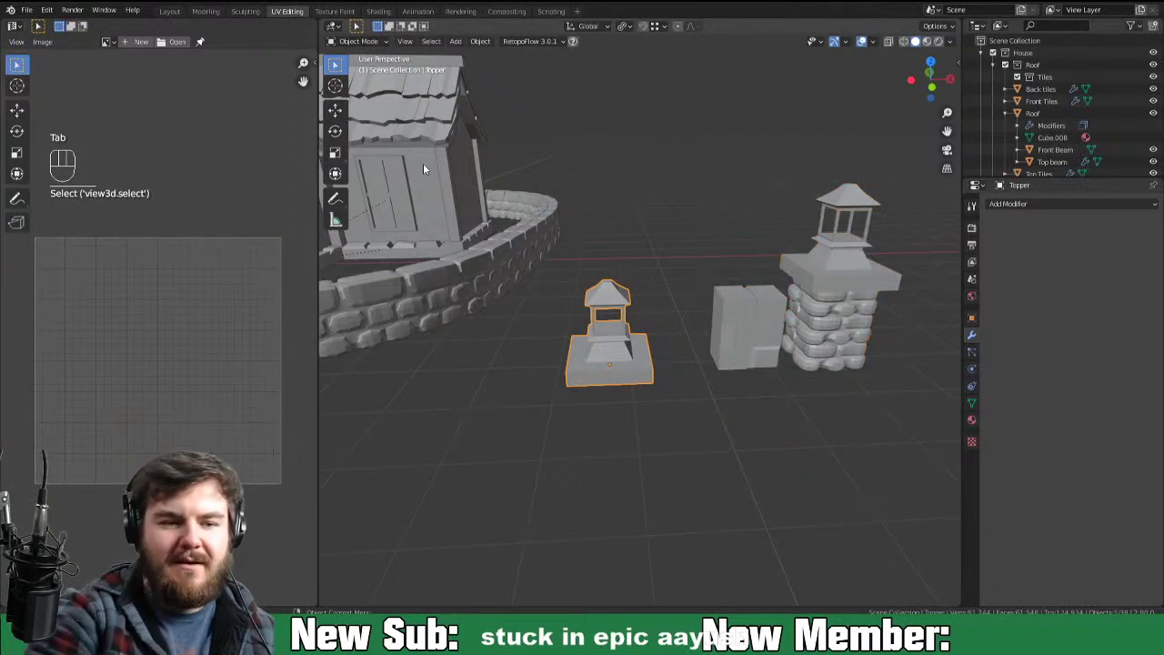
pyautogui.press('ctrl+s')
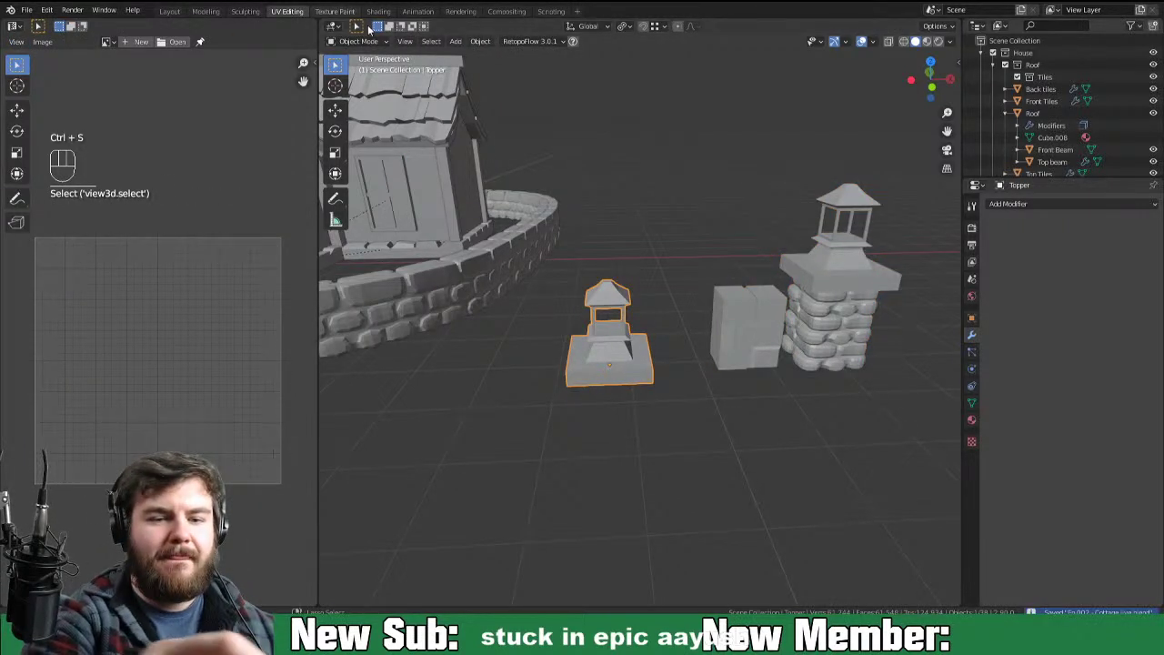
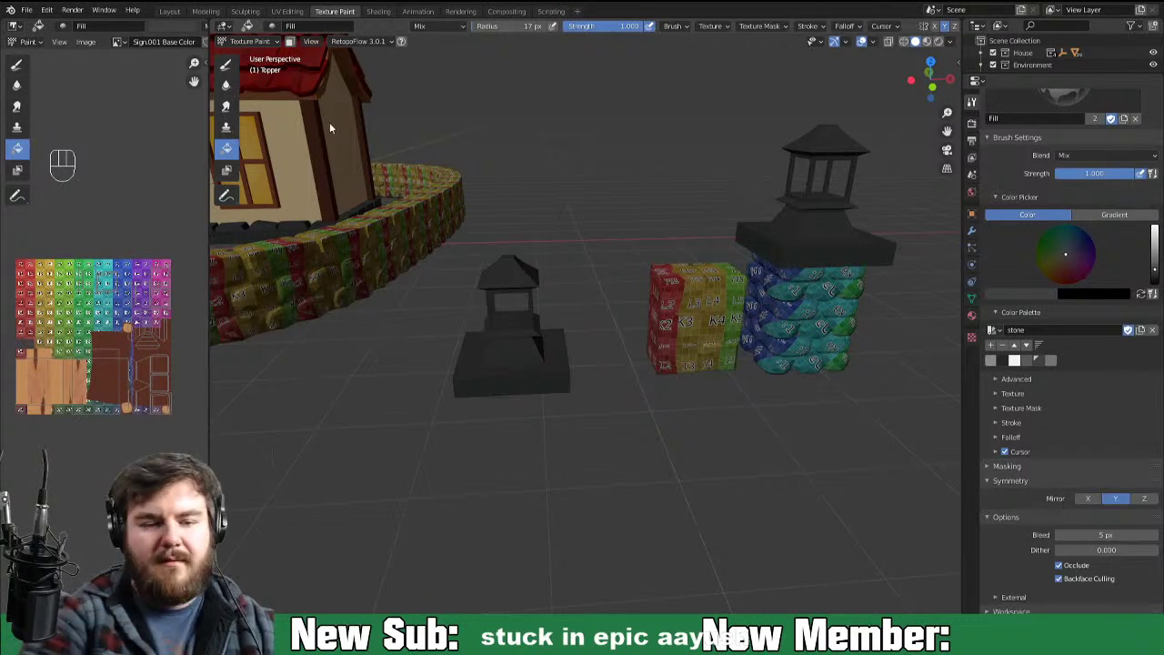
# Step: Switch the brick wall pieces into texture painting and fill them with the grey stone colour
pyautogui.press('ctrl+Tab')
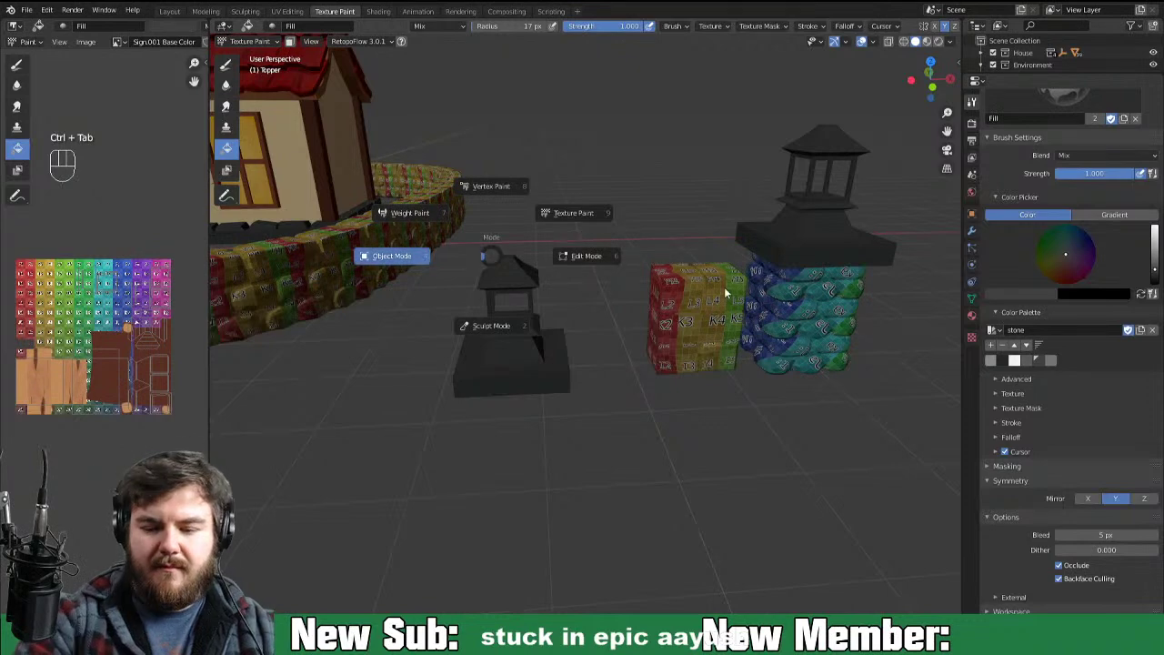
pyautogui.click(711, 347)
pyautogui.press('ctrl+Tab')
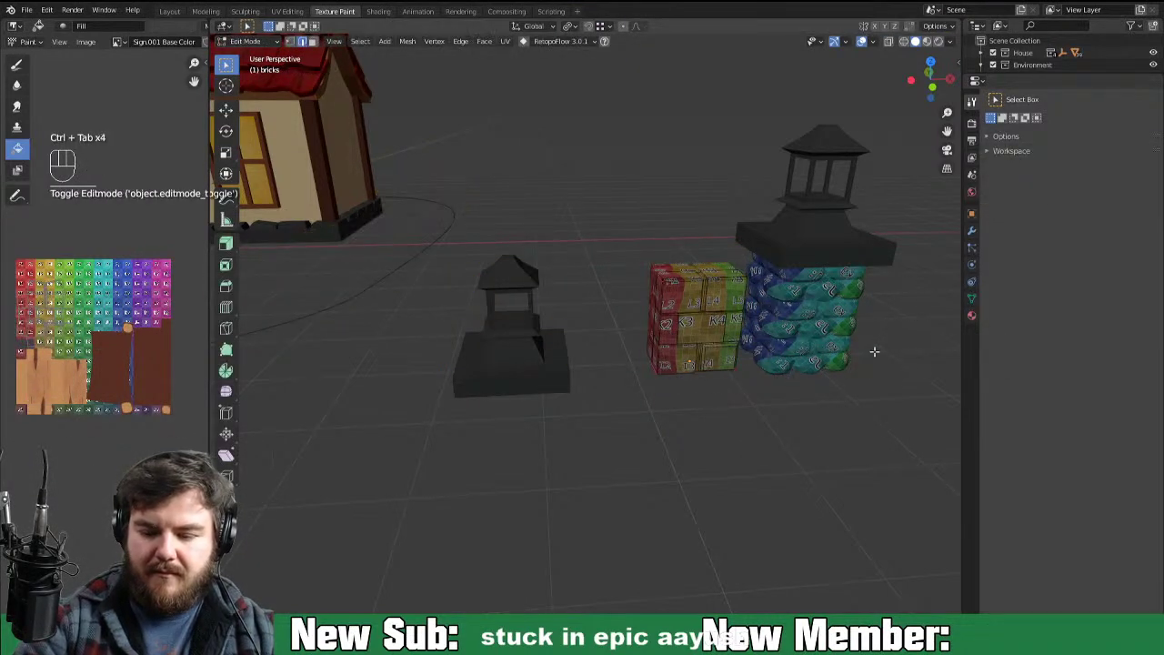
pyautogui.press('ctrl+Tab')
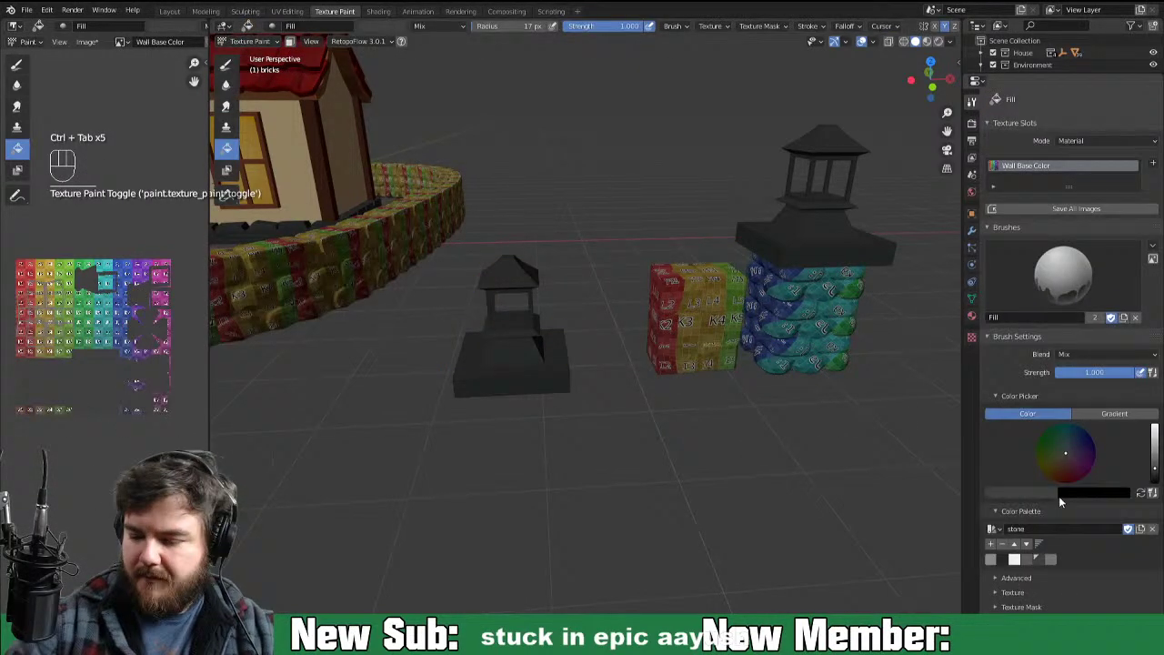
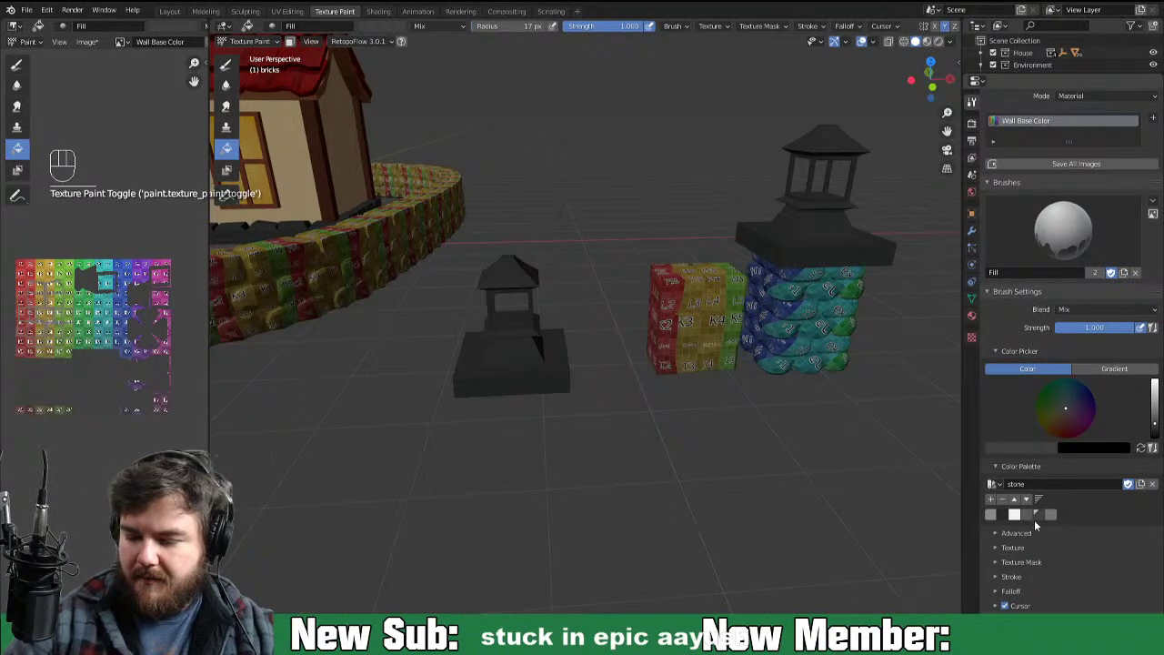
pyautogui.click(1029, 522)
pyautogui.click(861, 555)
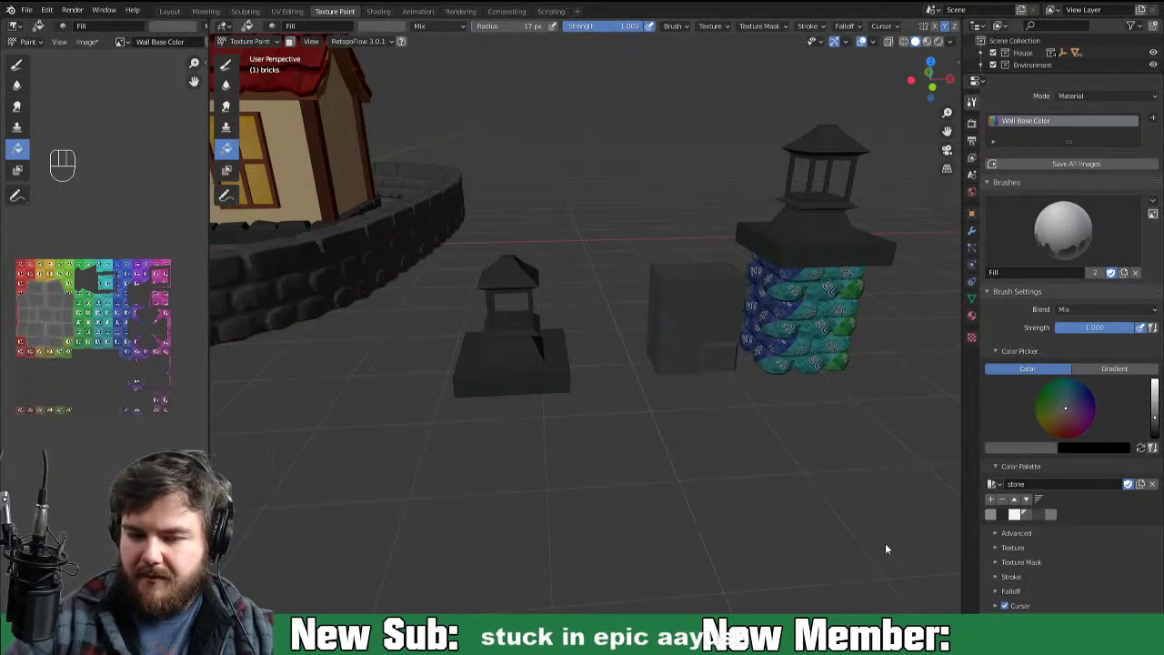
# Step: Move texture painting over to the stone pillar and then the small lantern
pyautogui.press('ctrl+Tab')
pyautogui.click(836, 345)
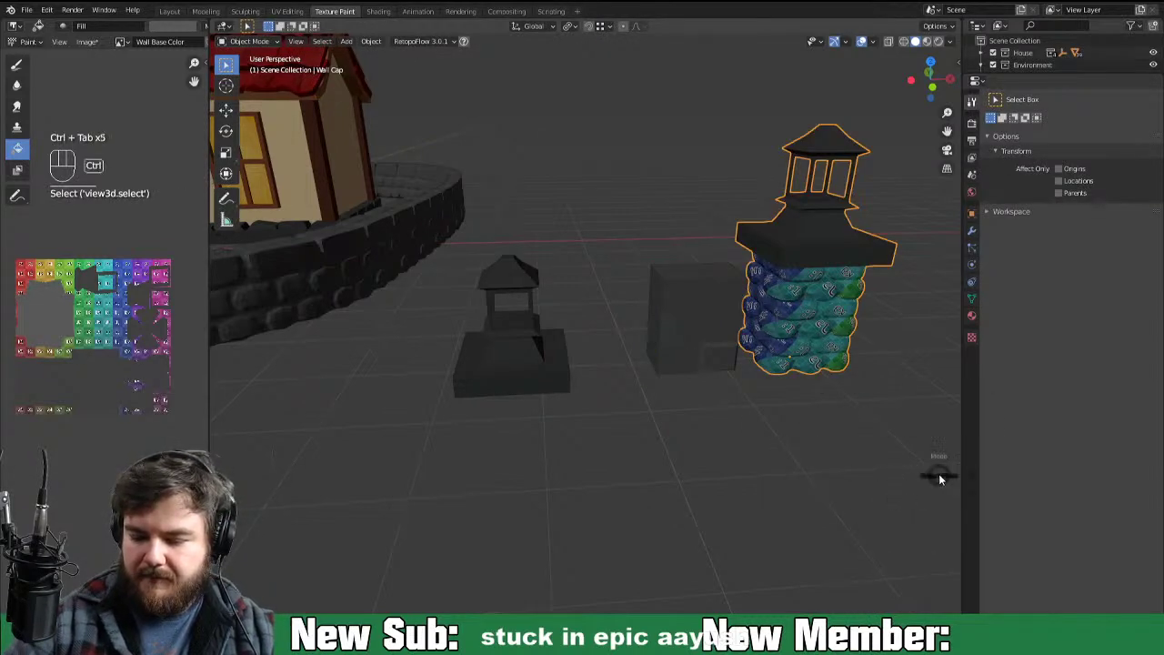
pyautogui.press('ctrl+Tab')
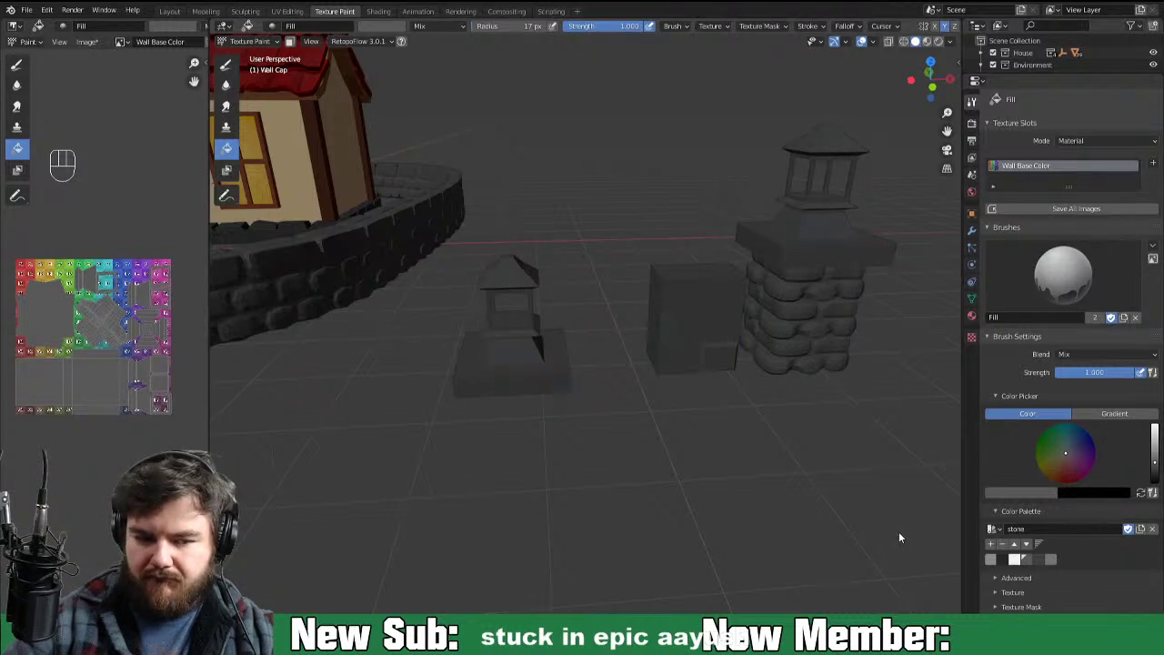
pyautogui.press('ctrl+Tab')
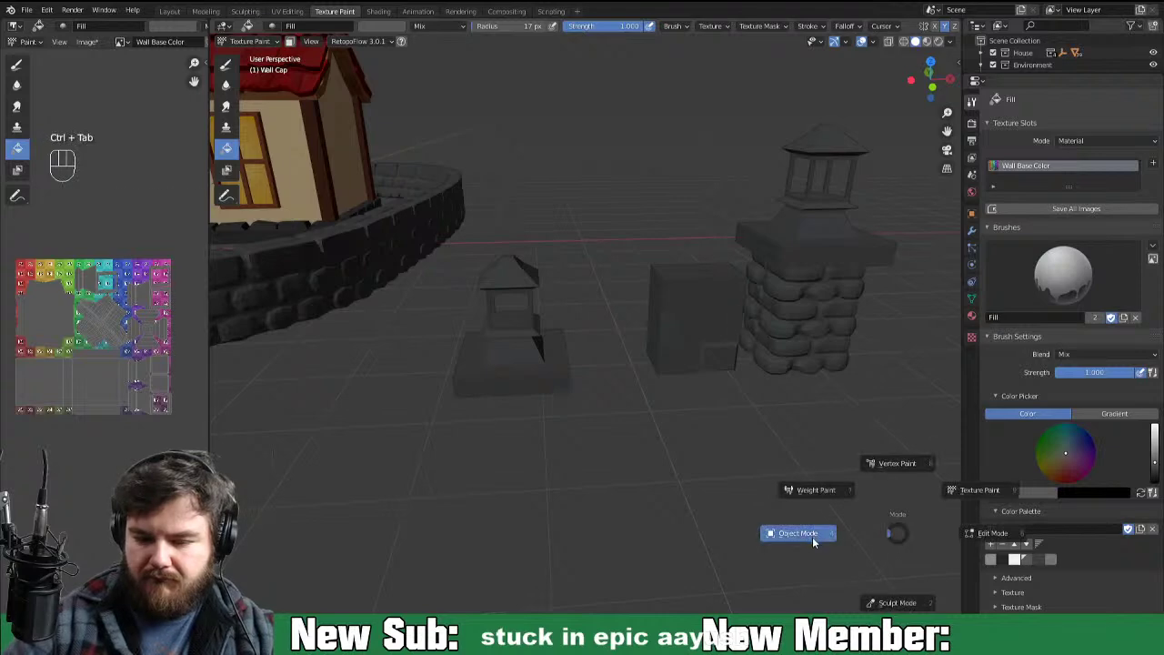
pyautogui.click(552, 387)
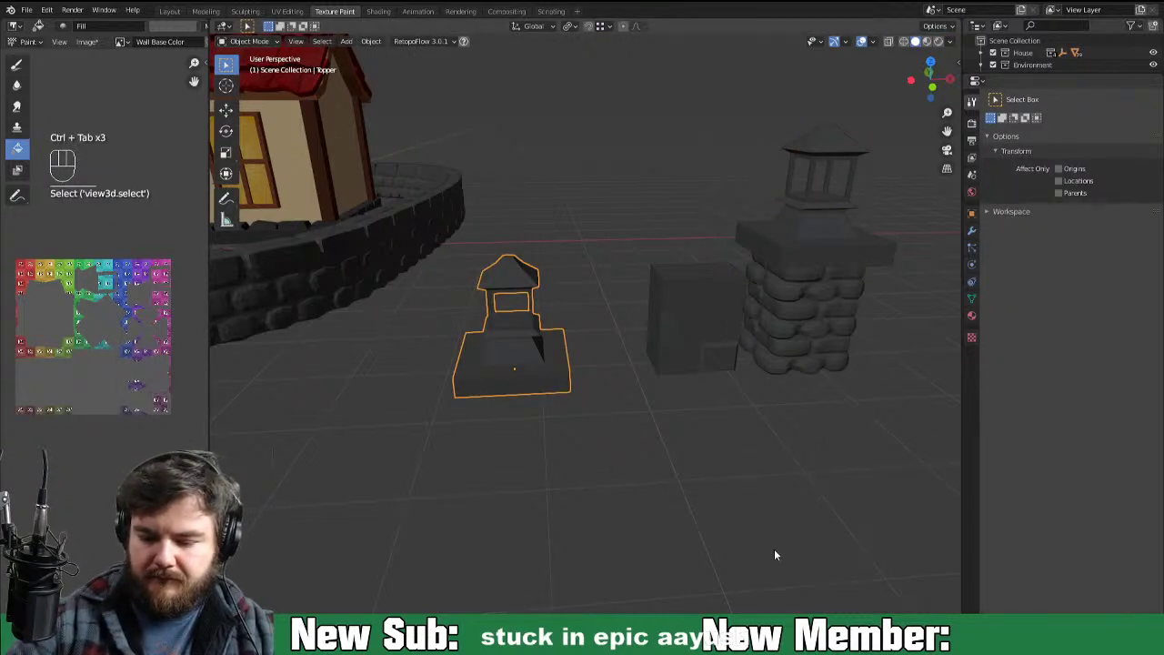
pyautogui.press('ctrl+Tab')
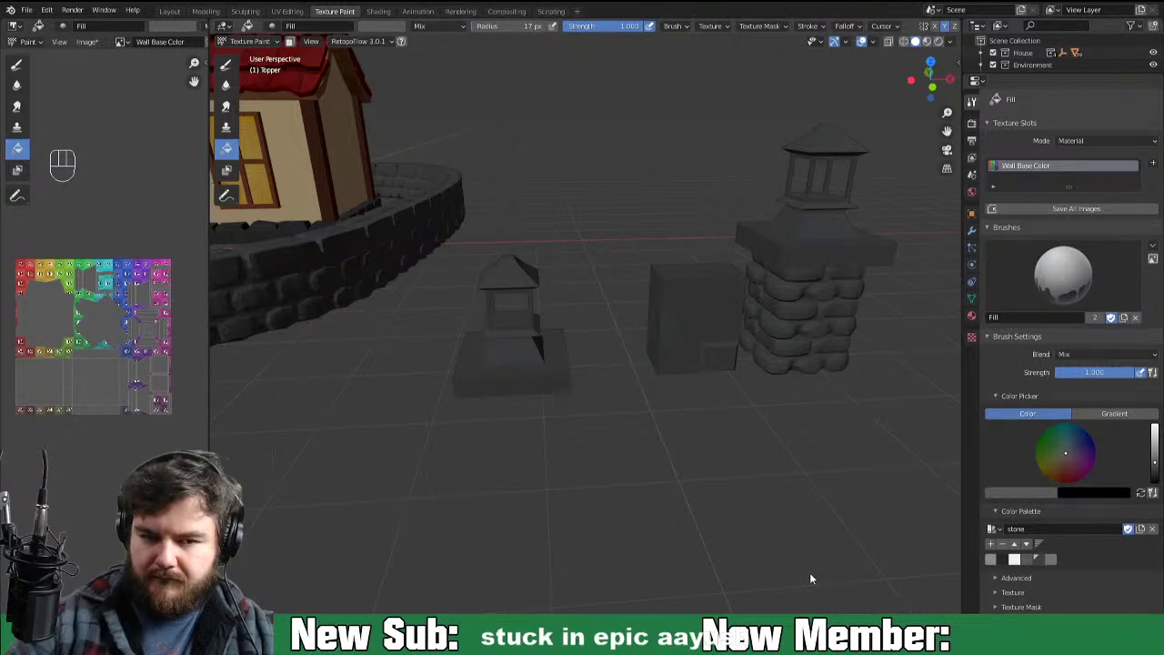
pyautogui.moveTo(548, 387); pyautogui.dragTo(565, 432)
pyautogui.moveTo(788, 505); pyautogui.dragTo(736, 464)
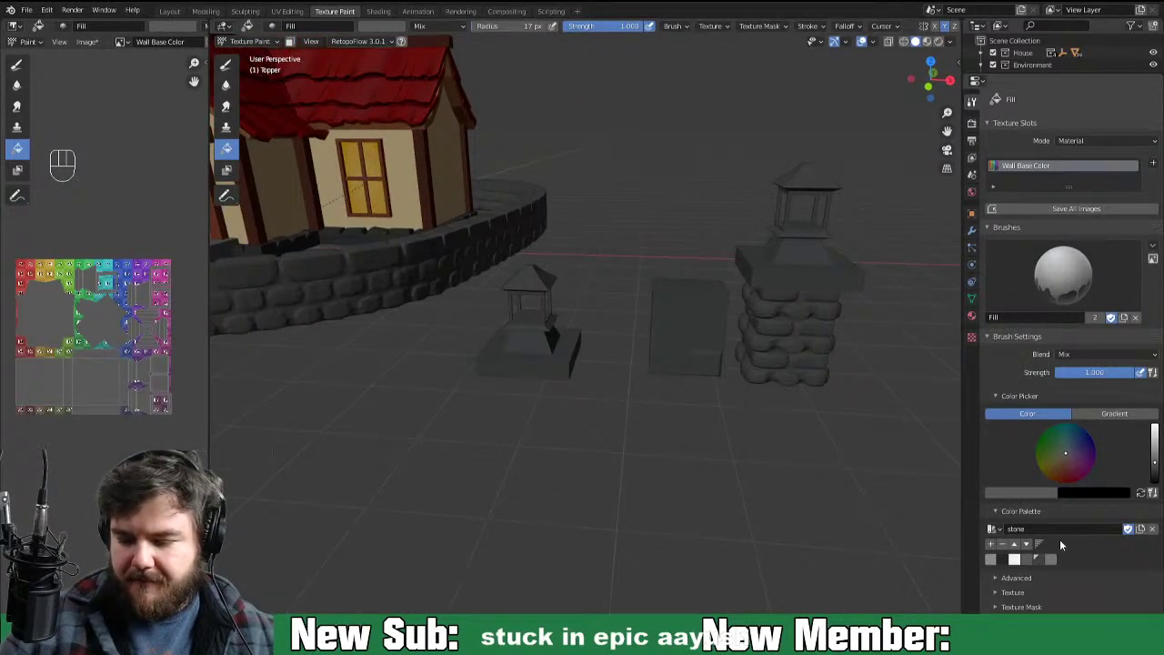
# Step: Fill the small lantern with the grey stone colour
pyautogui.click(1045, 563)
pyautogui.click(553, 370)
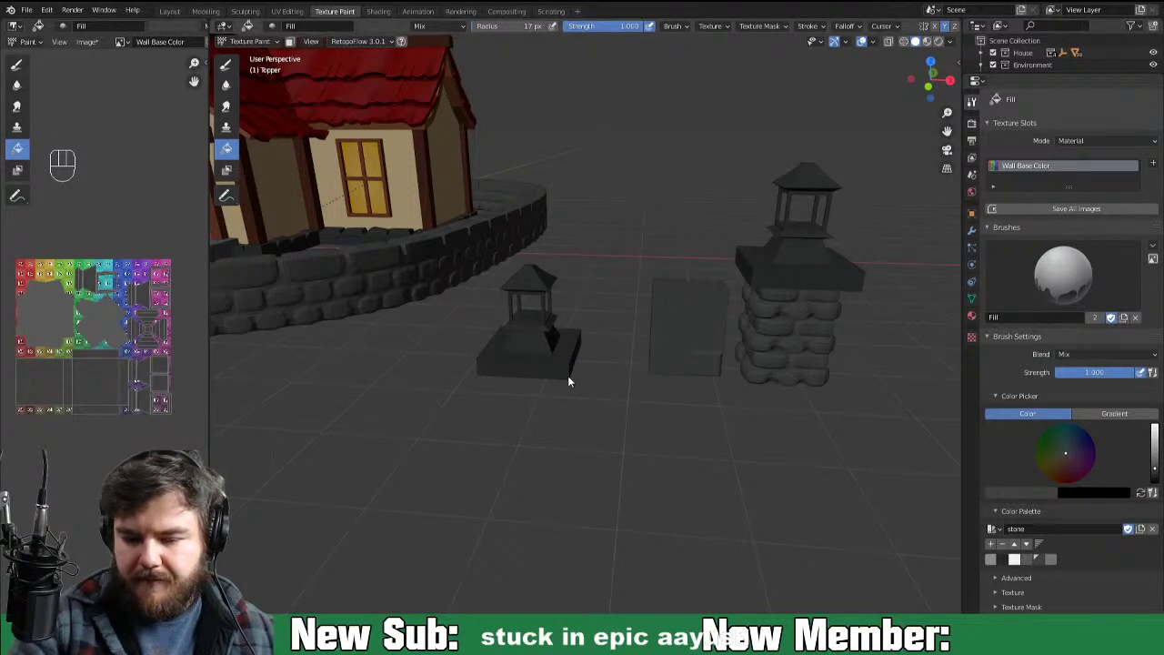
pyautogui.click(562, 382)
pyautogui.moveTo(641, 424); pyautogui.dragTo(647, 415)
pyautogui.press('alt+s')
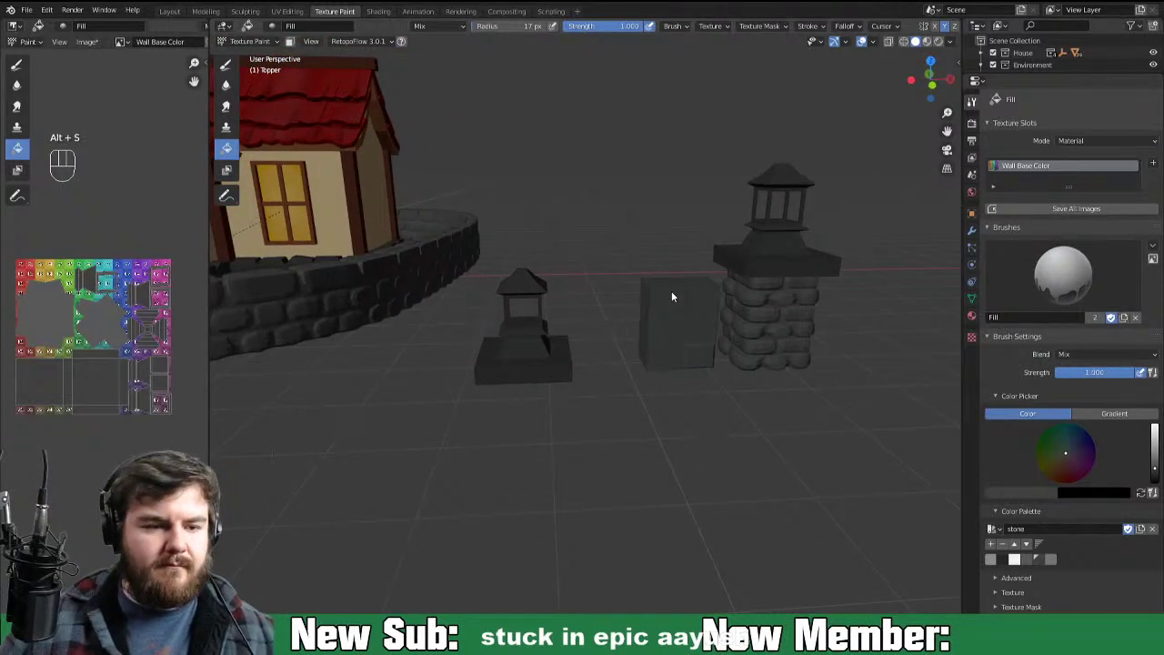
pyautogui.press('alt+s')
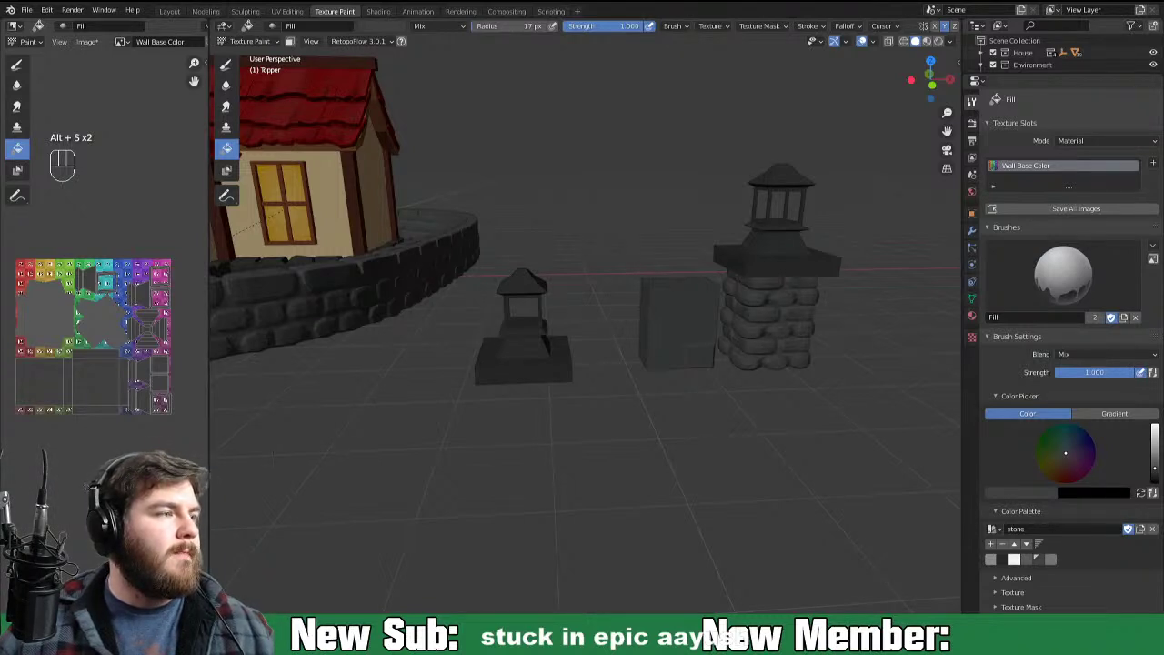
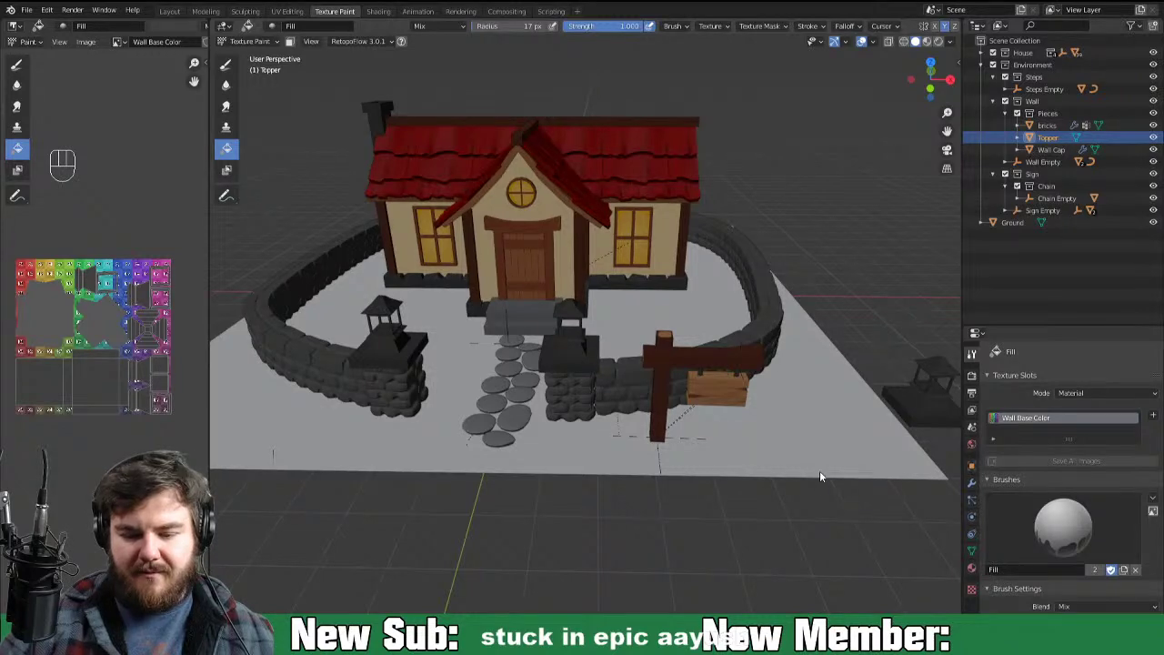
# Step: Save the project, then bring the Wall Cap pillar up close and select it for texture painting
pyautogui.moveTo(804, 467); pyautogui.dragTo(826, 452)
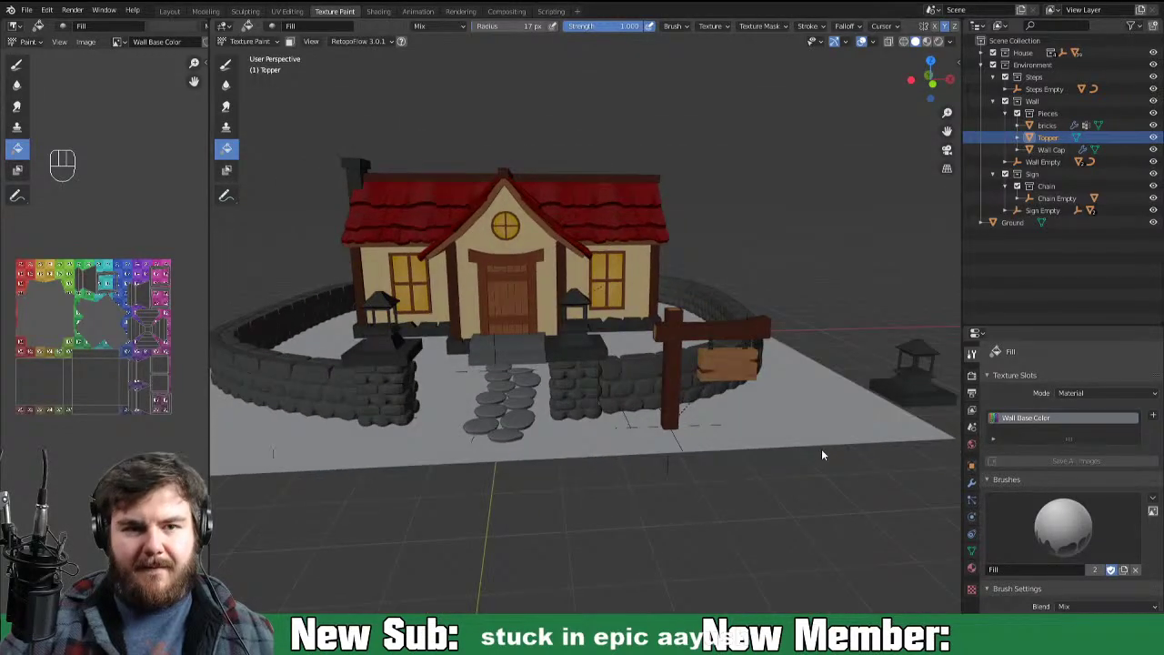
pyautogui.press('ctrl+s')
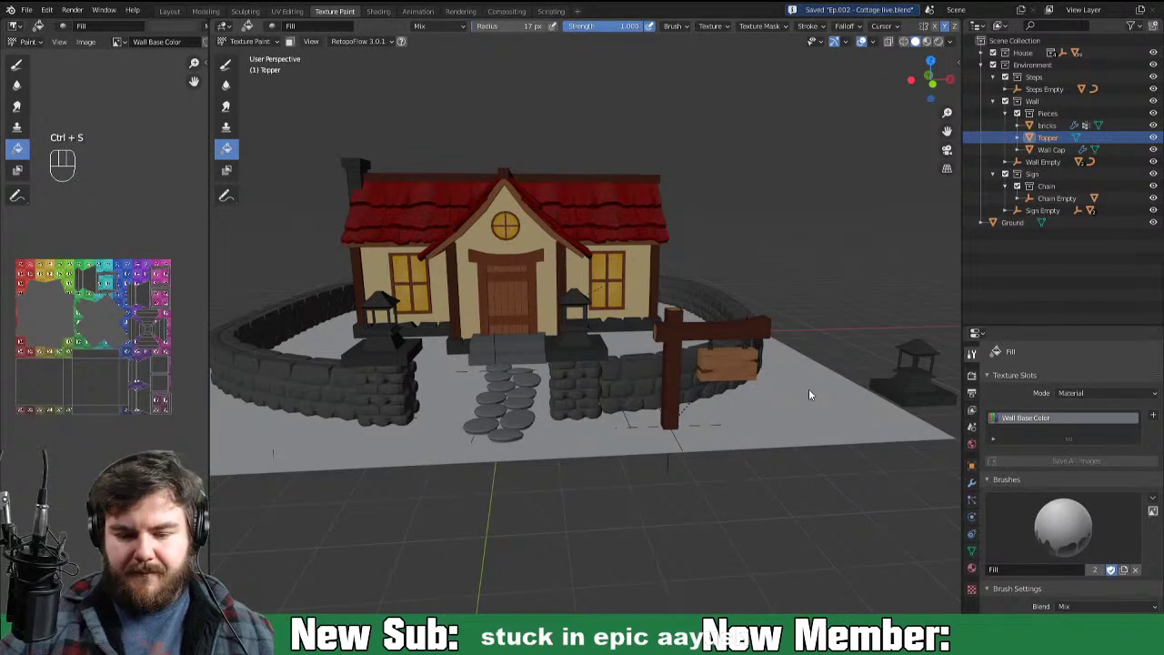
pyautogui.moveTo(821, 395); pyautogui.dragTo(520, 400)
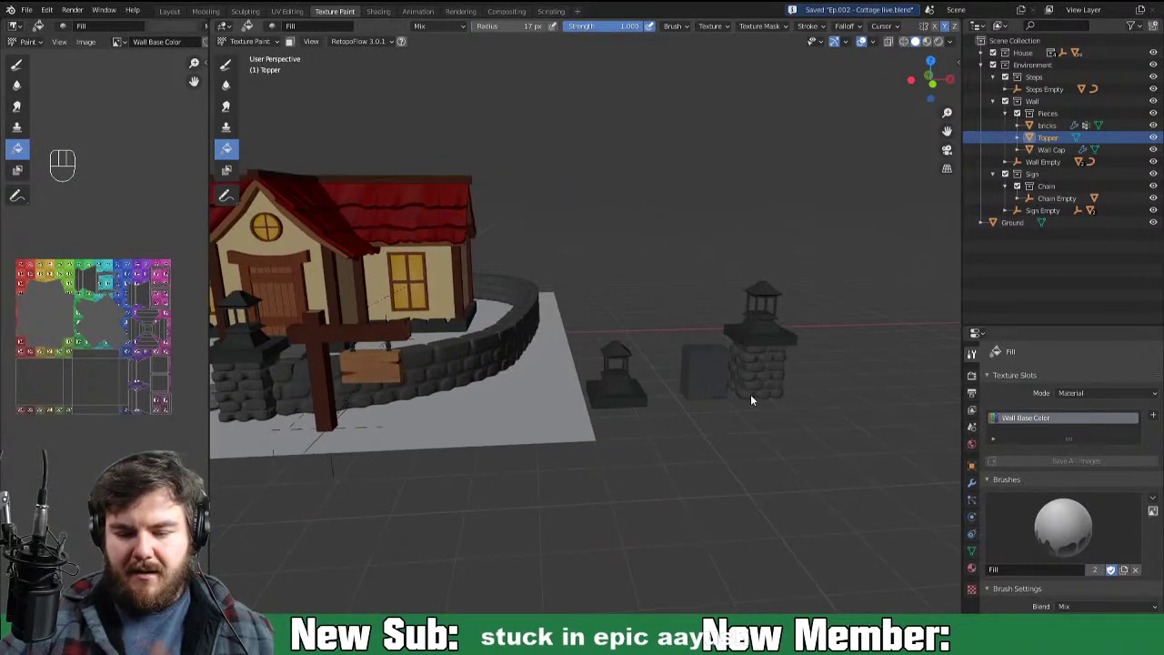
pyautogui.click(754, 398)
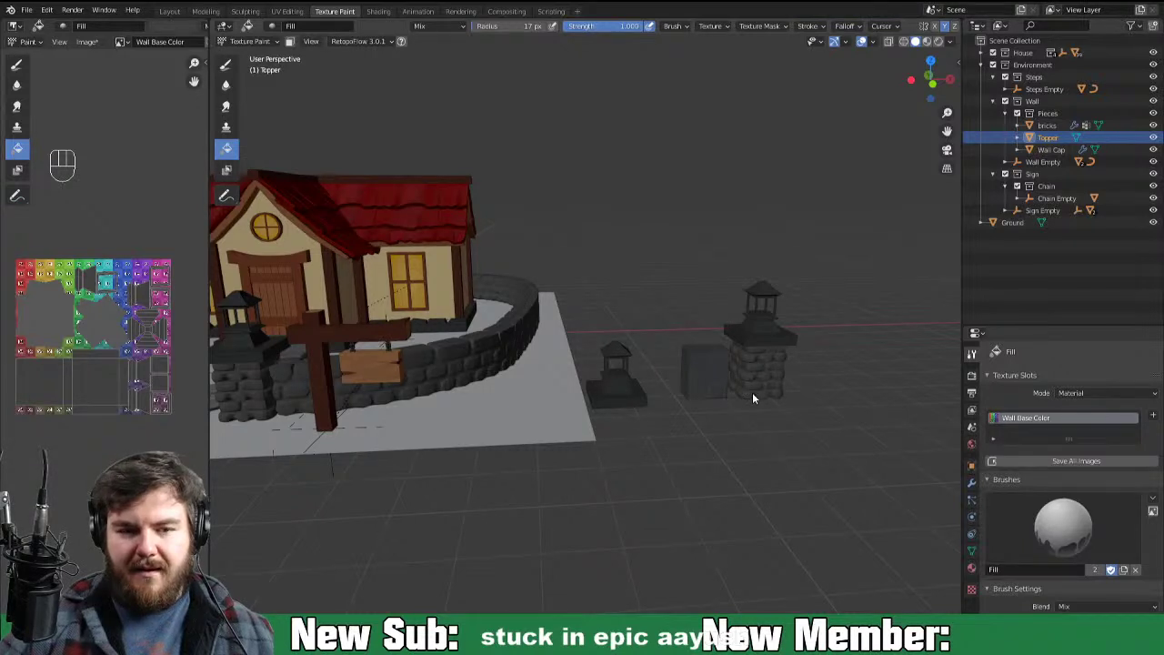
pyautogui.moveTo(254, 47); pyautogui.dragTo(292, 126)
pyautogui.click(765, 392)
pyautogui.press('KP_Decimal')
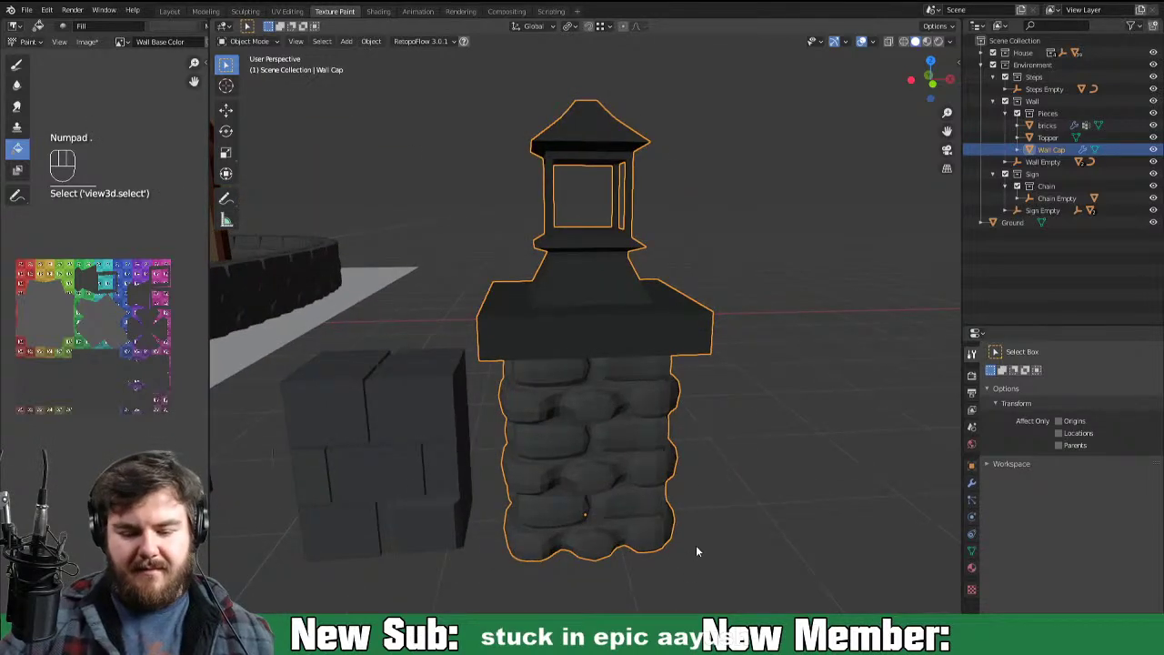
pyautogui.press('Tab')
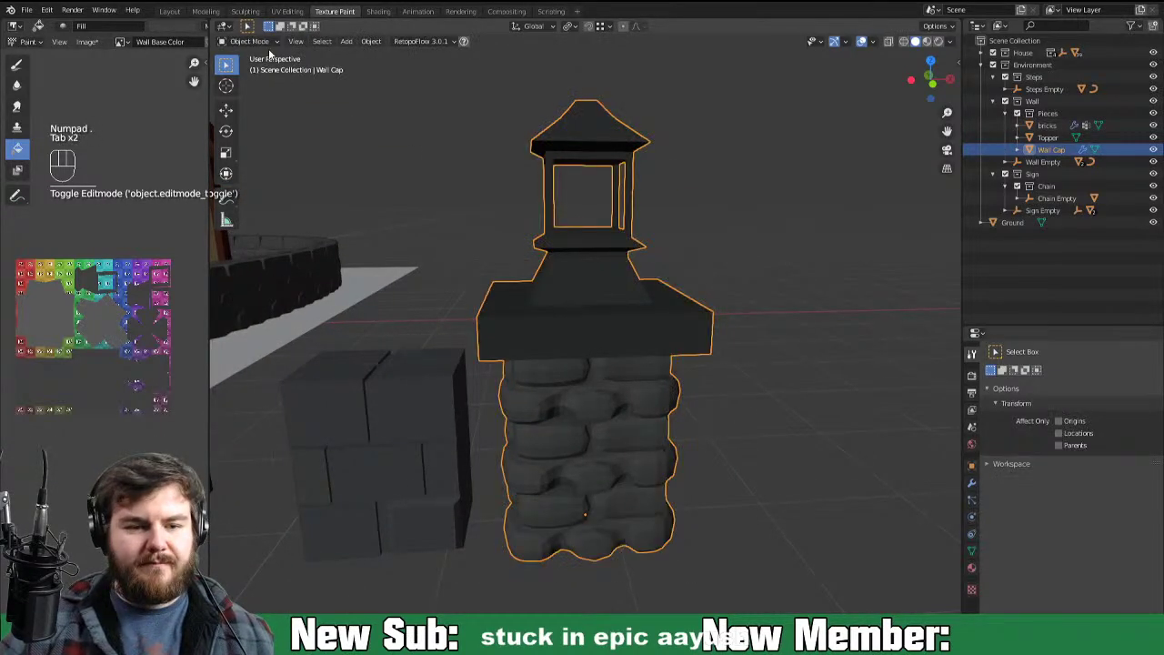
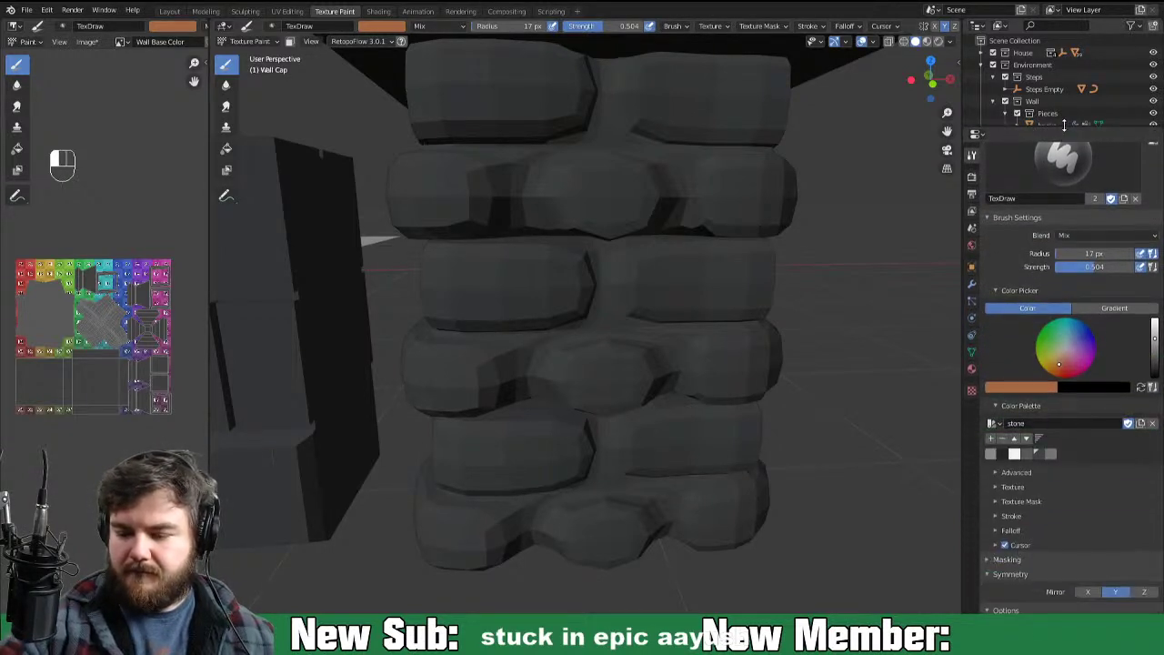
# Step: Set up a grey paint brush with Lighten blending and a 36 px radius
pyautogui.click(996, 461)
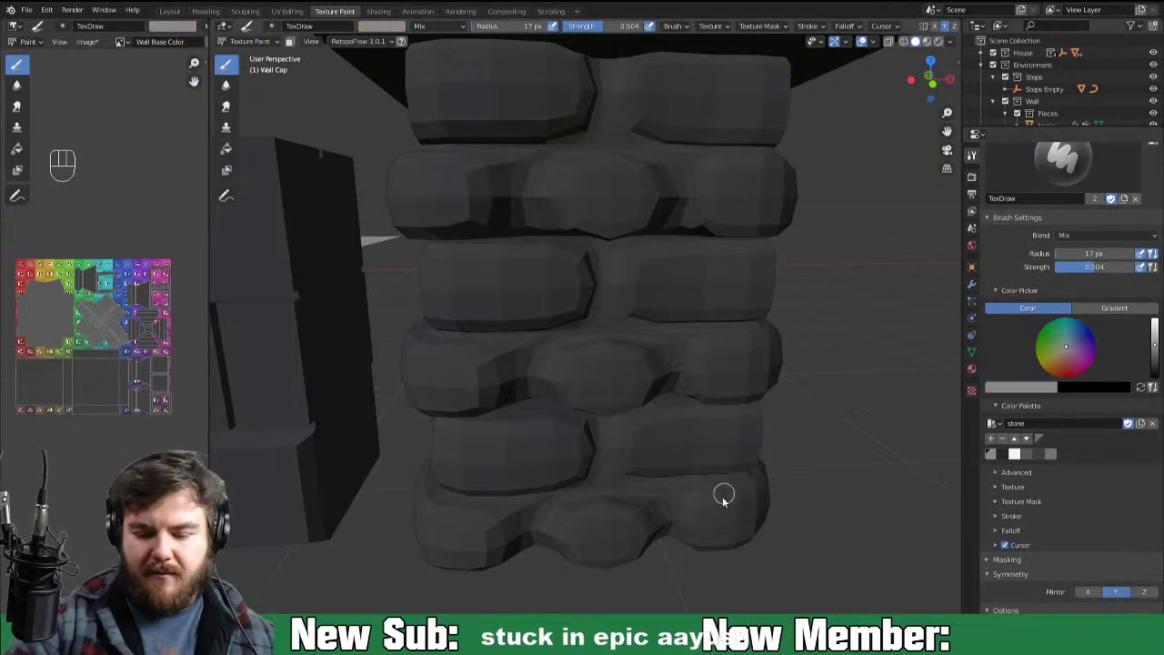
pyautogui.press('ctrl+=')
pyautogui.press('ctrl+=')
pyautogui.moveTo(772, 509); pyautogui.dragTo(814, 517)
pyautogui.moveTo(355, 366); pyautogui.dragTo(404, 419)
pyautogui.moveTo(396, 419); pyautogui.dragTo(451, 405)
pyautogui.click(554, 33)
pyautogui.moveTo(856, 33); pyautogui.dragTo(817, 230)
pyautogui.press('ctrl+-')
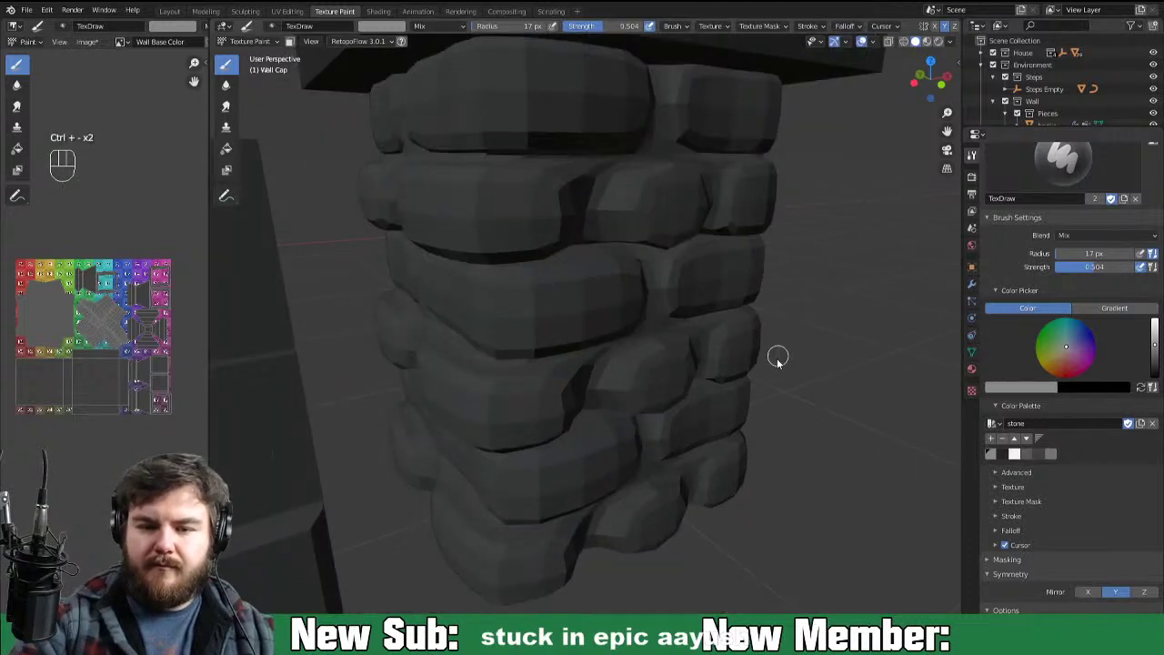
pyautogui.press('ctrl+-')
pyautogui.moveTo(460, 49); pyautogui.dragTo(481, 111)
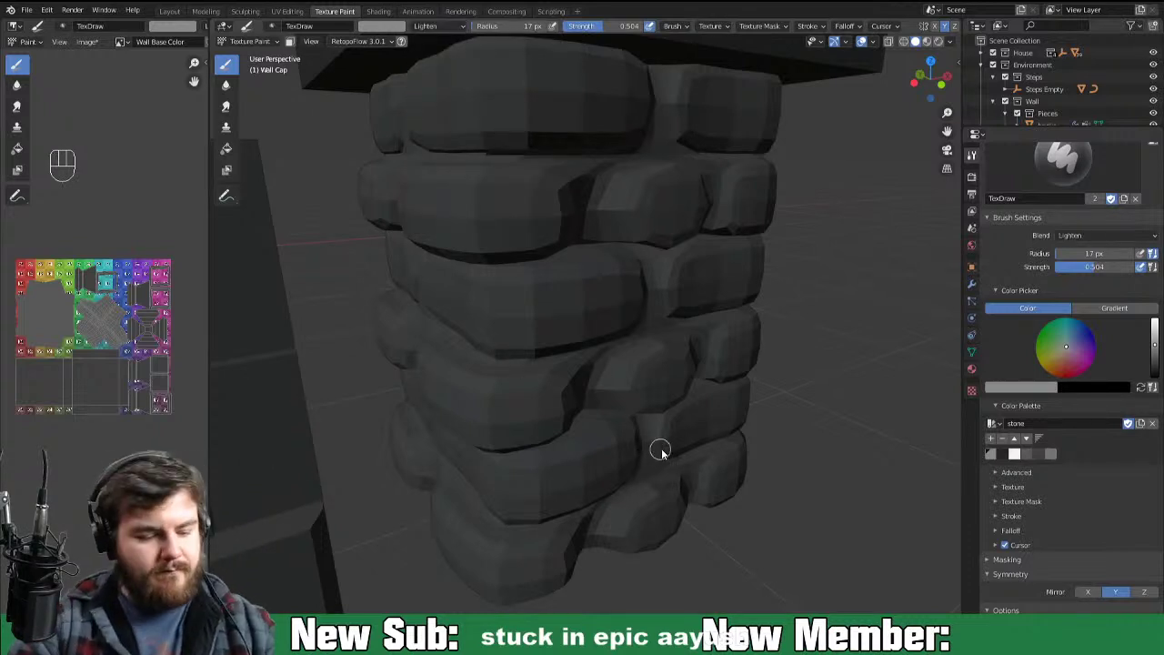
pyautogui.press('f')
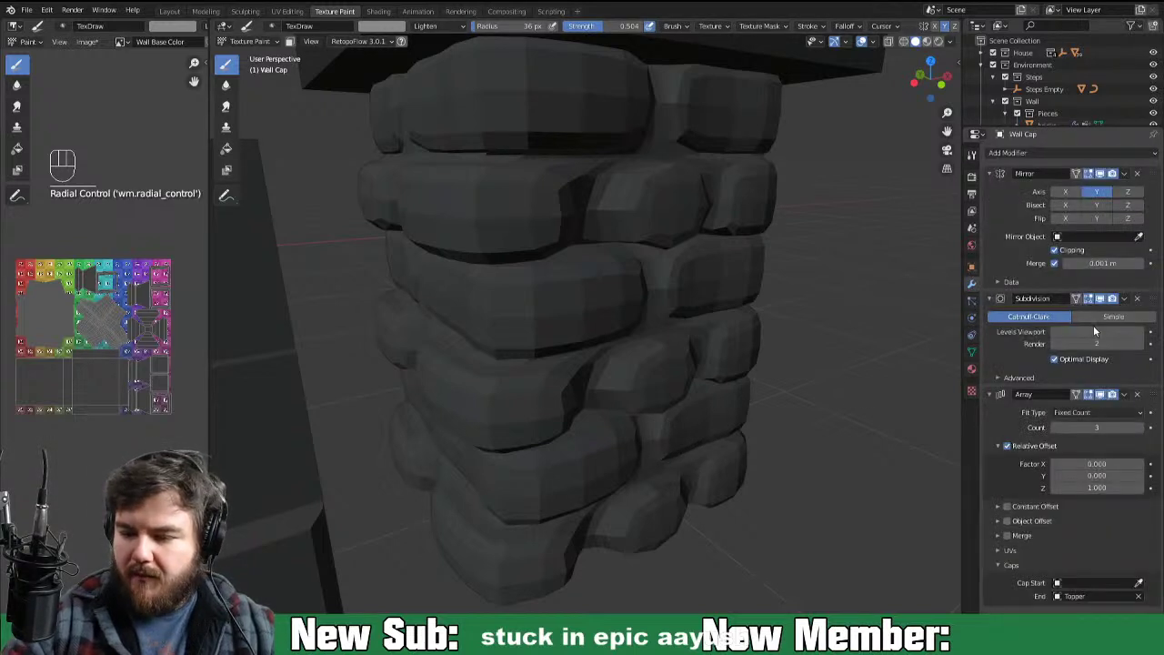
# Step: Toggle the pillar's modifiers so only its low stone base course shows
pyautogui.click(1103, 403)
pyautogui.click(597, 442)
pyautogui.click(613, 423)
pyautogui.click(607, 435)
pyautogui.moveTo(597, 452); pyautogui.dragTo(652, 428)
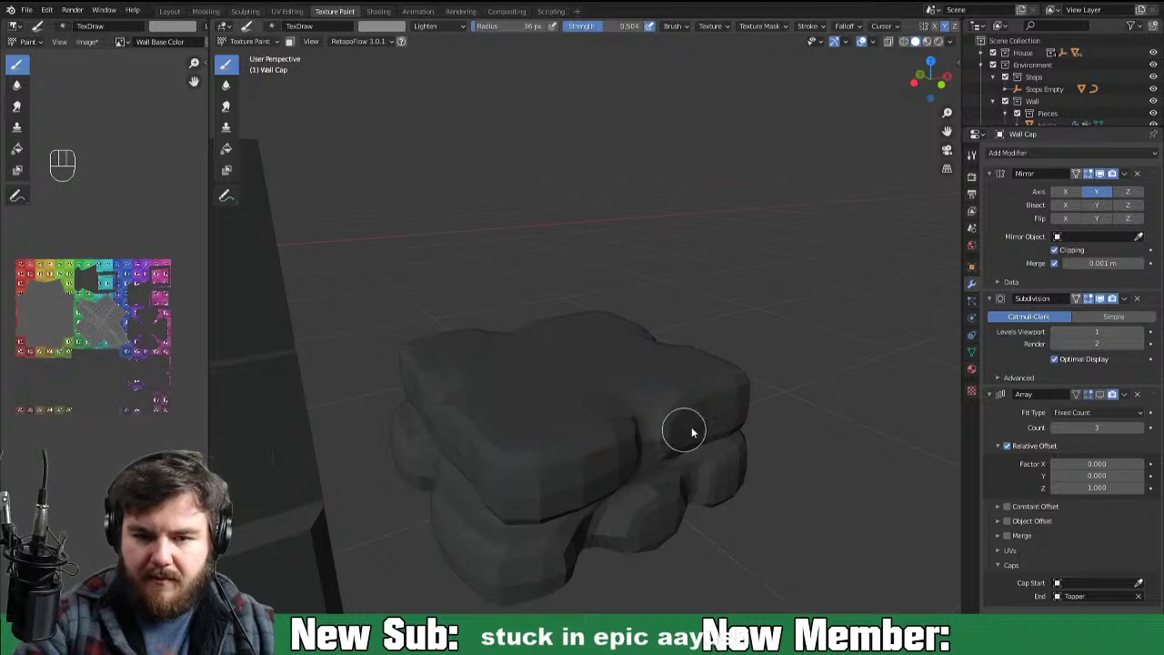
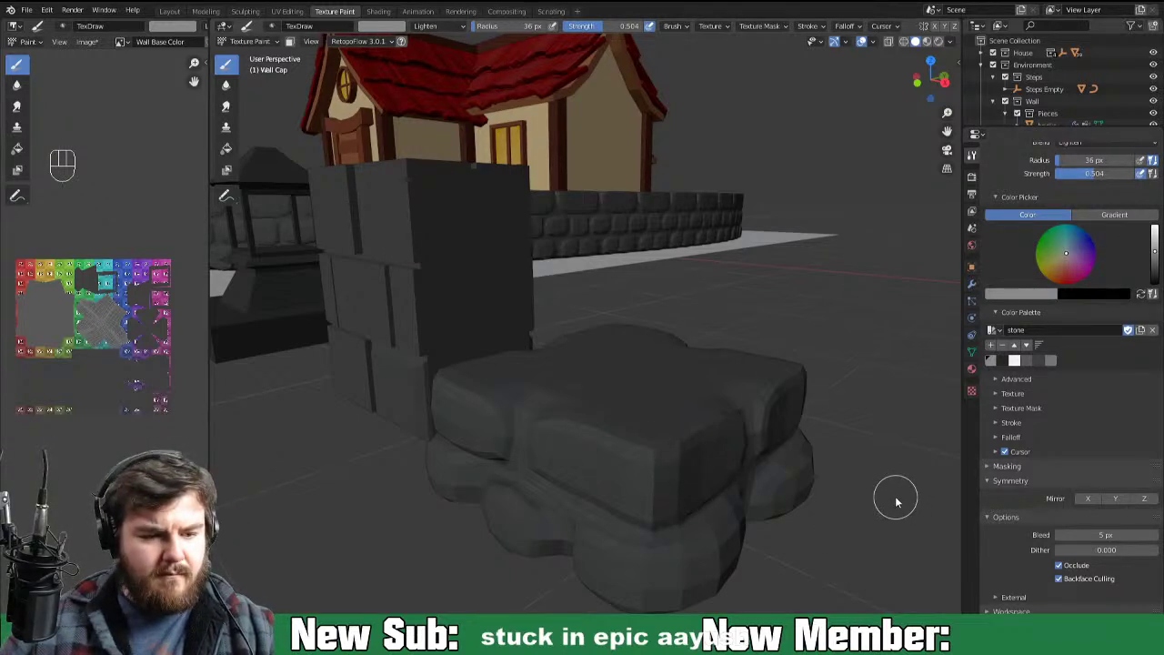
# Step: Preview the painted stone base up close, then return the rock cluster to texture painting (Ctrl+Tab)
pyautogui.moveTo(656, 467); pyautogui.dragTo(680, 472)
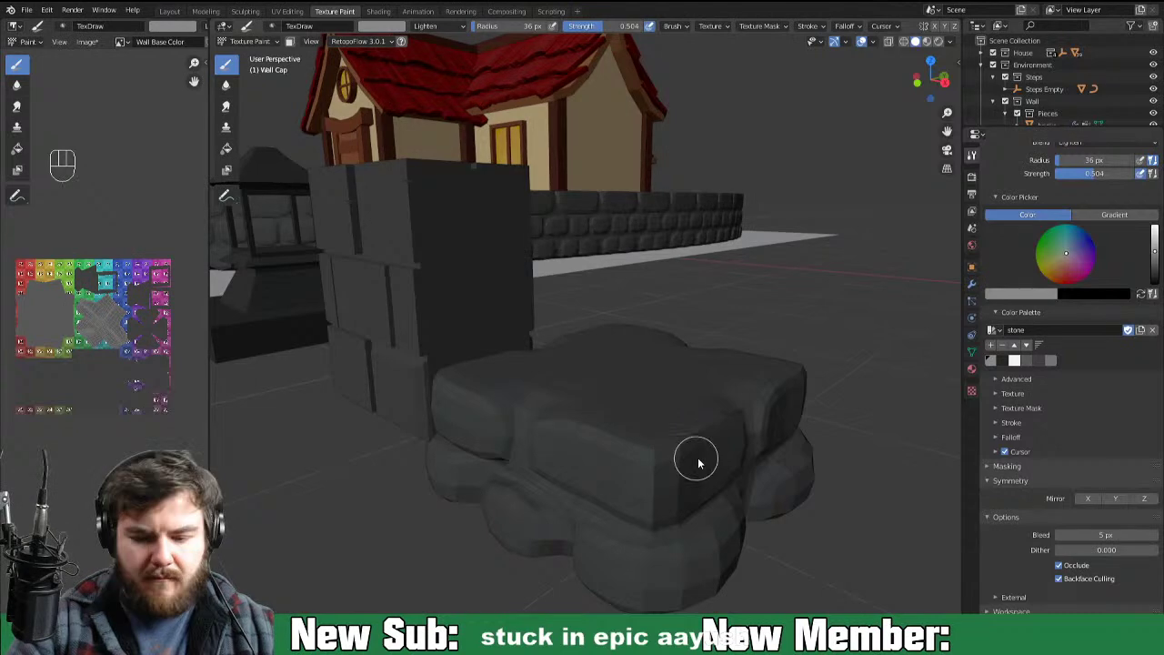
pyautogui.moveTo(667, 533); pyautogui.dragTo(710, 484)
pyautogui.moveTo(794, 459); pyautogui.dragTo(788, 453)
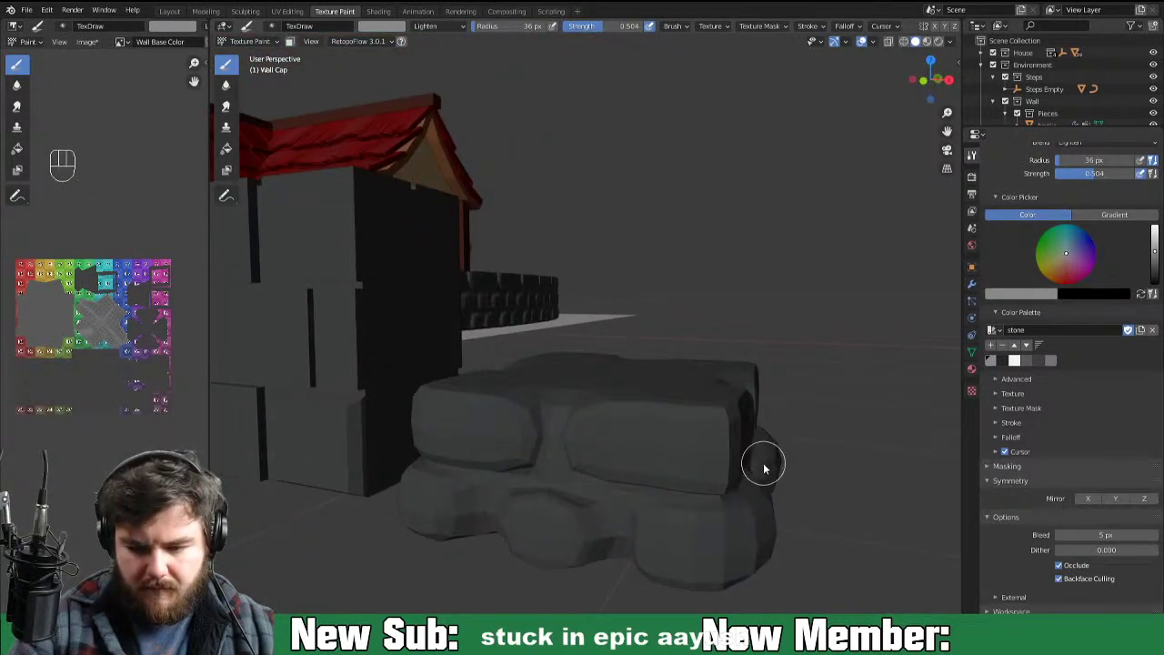
pyautogui.middleClick(765, 473)
pyautogui.click(934, 40)
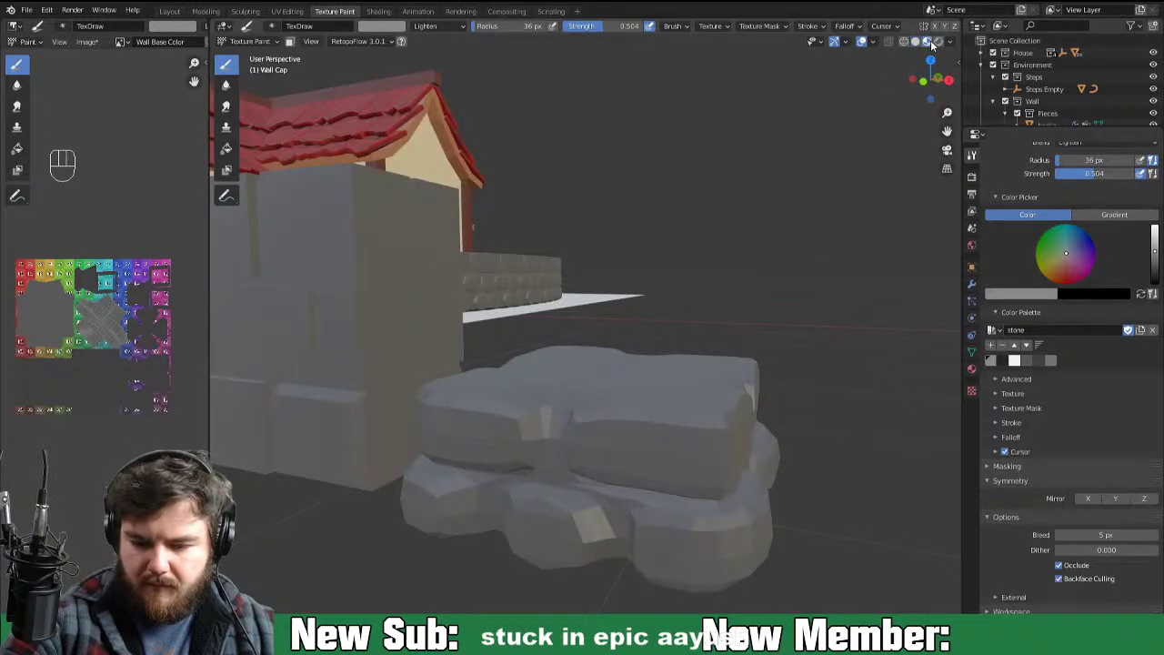
pyautogui.middleClick(760, 518)
pyautogui.press('ctrl+=')
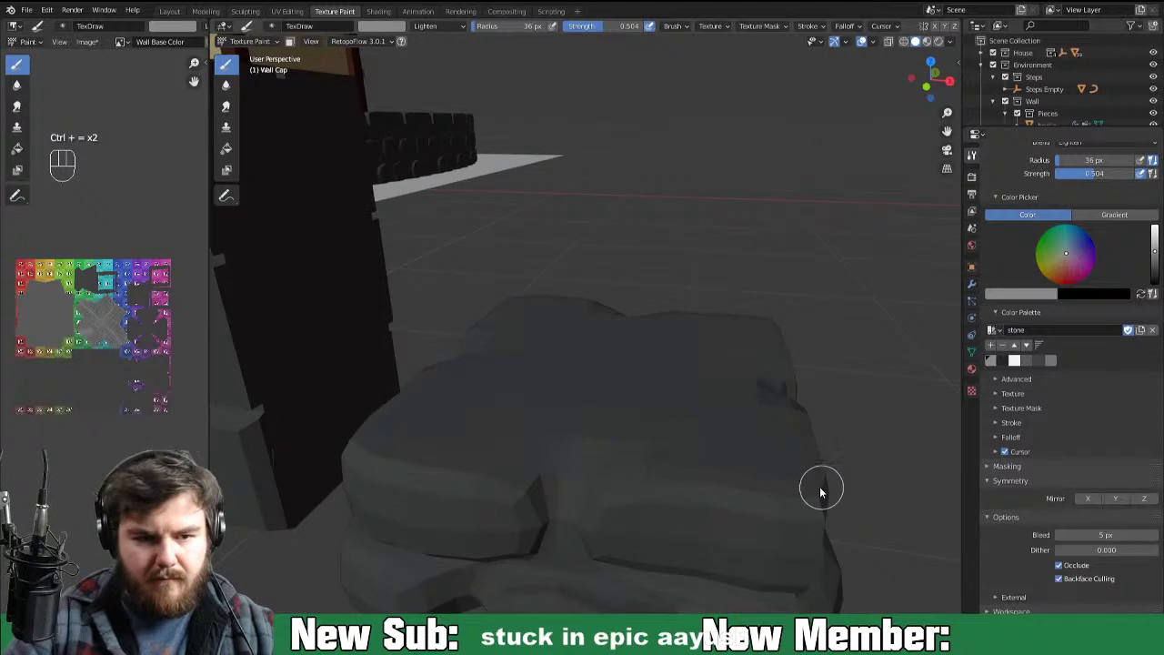
pyautogui.press('ctrl+=')
pyautogui.press('alt+s')
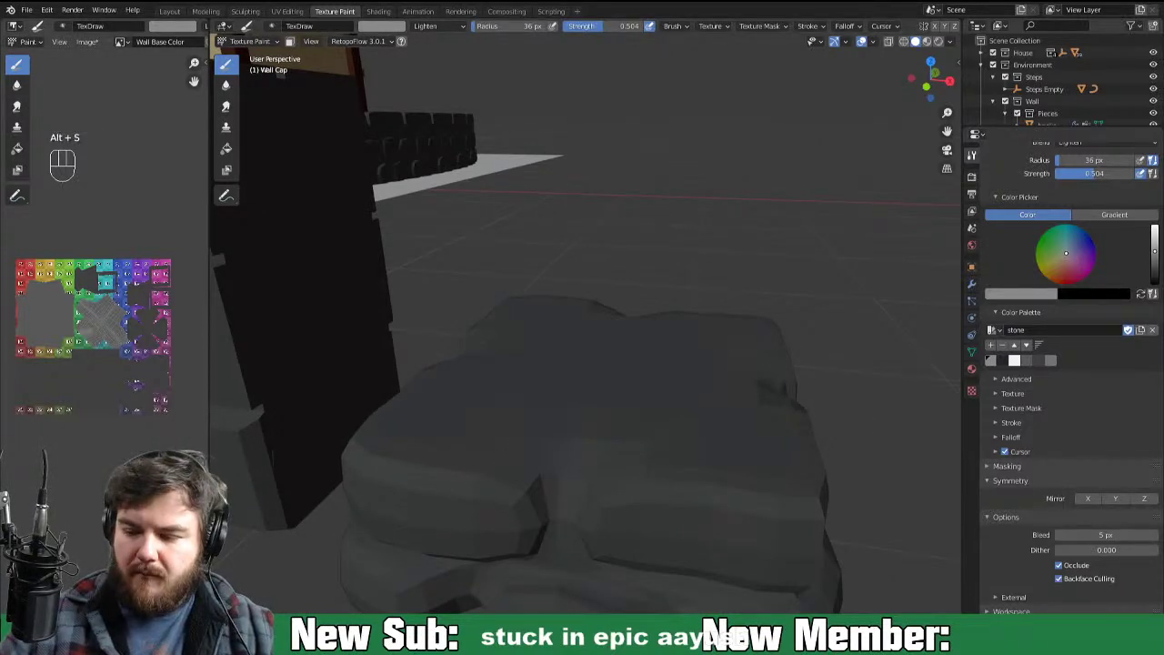
pyautogui.press('alt+s')
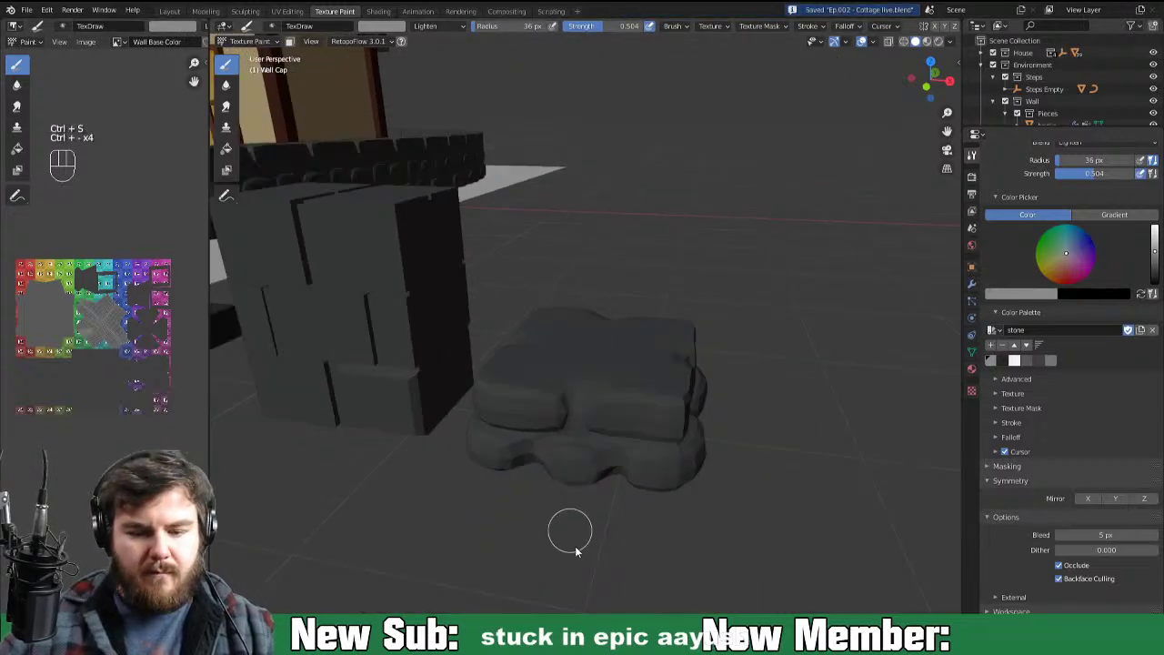
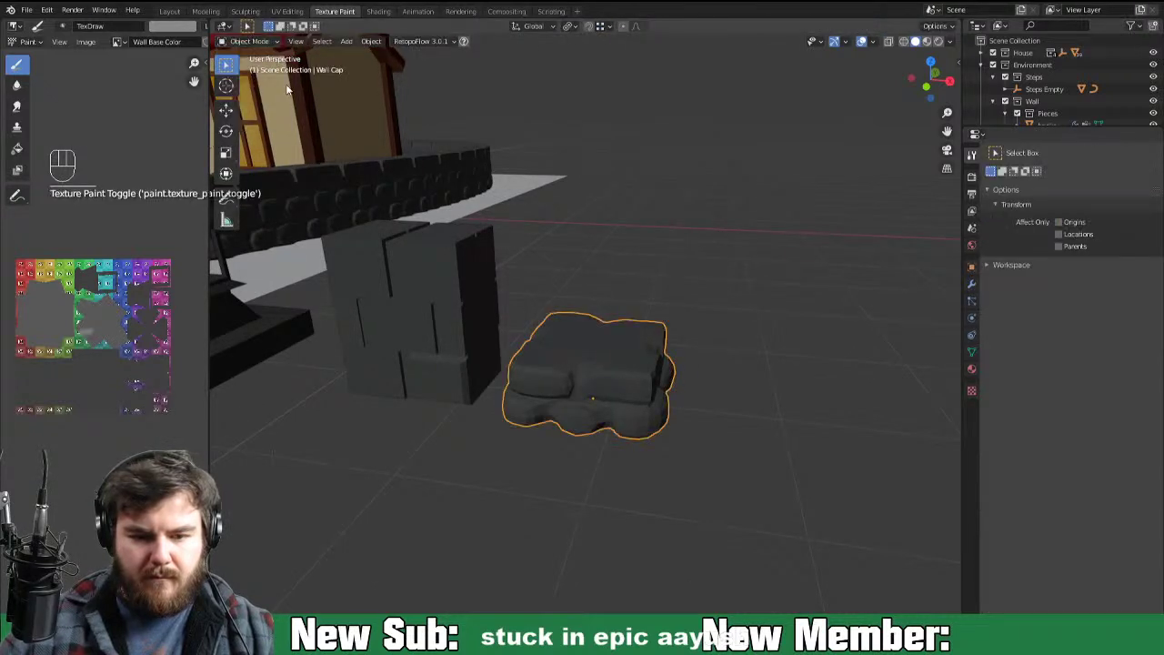
pyautogui.press('ctrl+Tab')
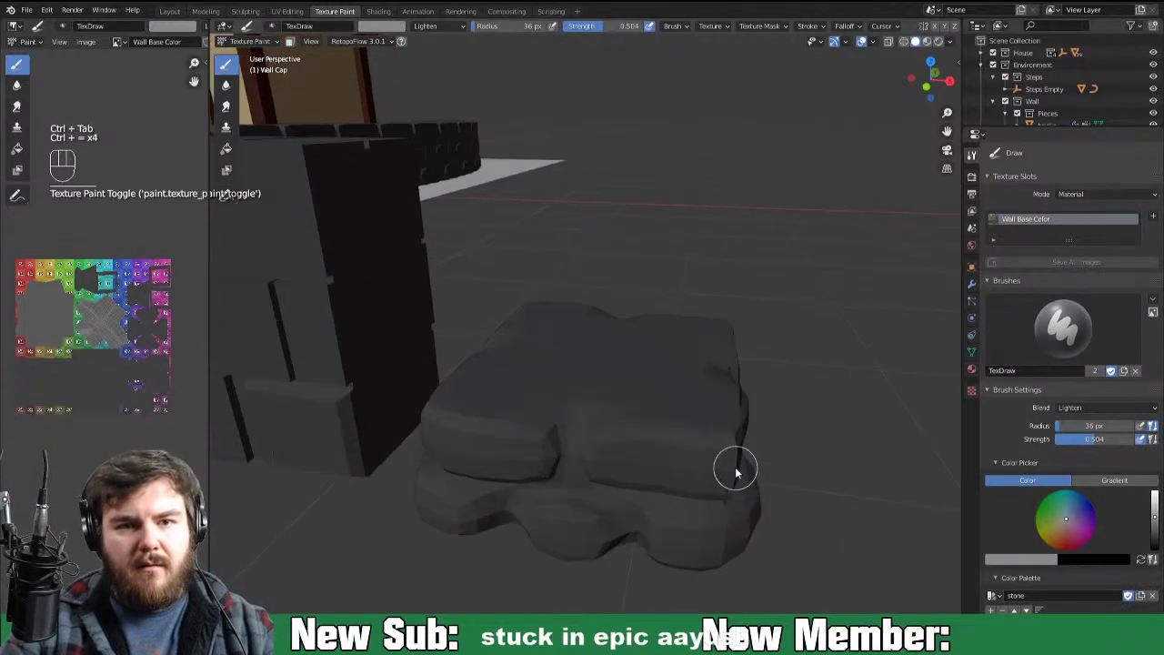
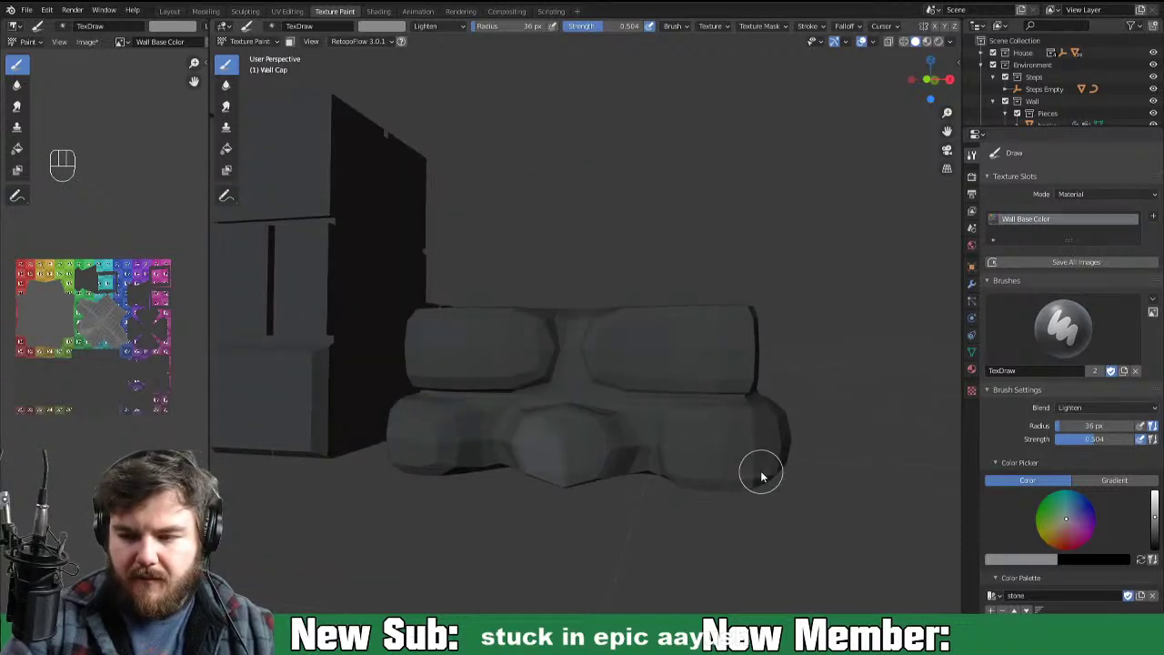
# Step: Recalculate the rock cluster's normals outward in Edit Mode, then return to Texture Paint
pyautogui.press('Tab')
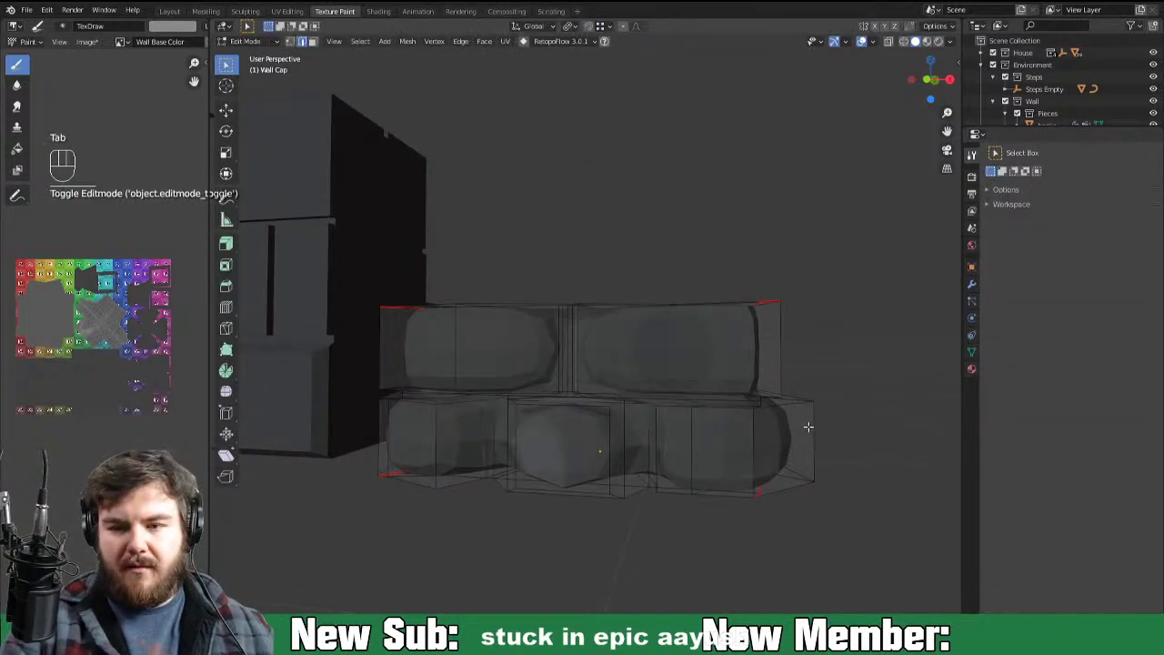
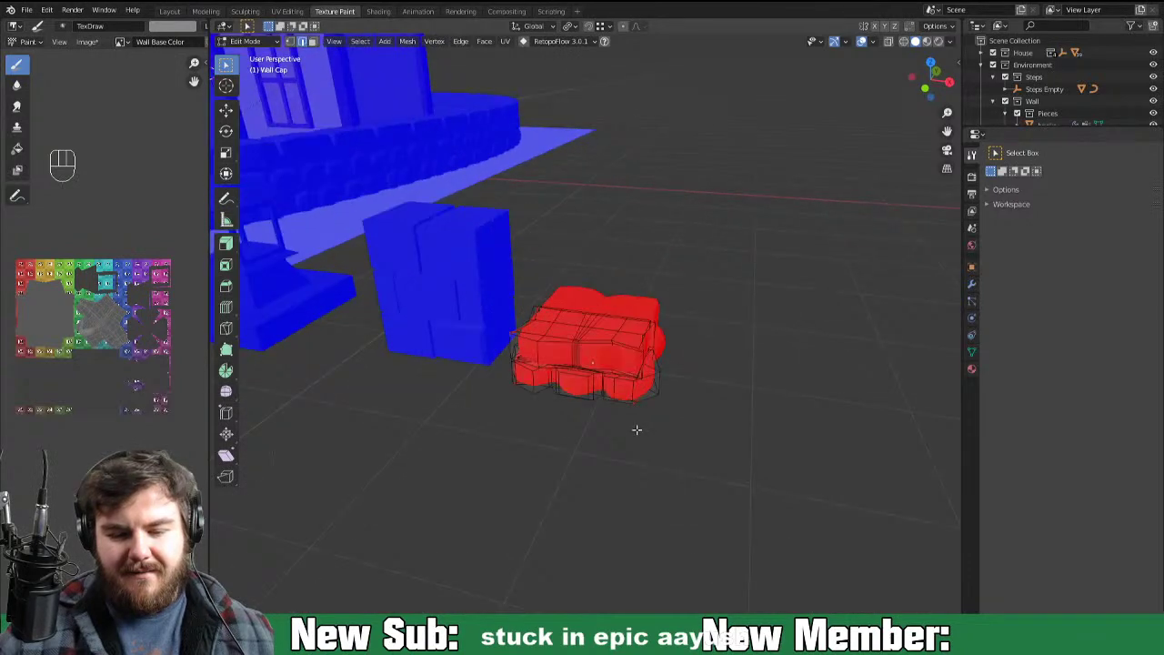
pyautogui.press('Tab')
pyautogui.press('Tab')
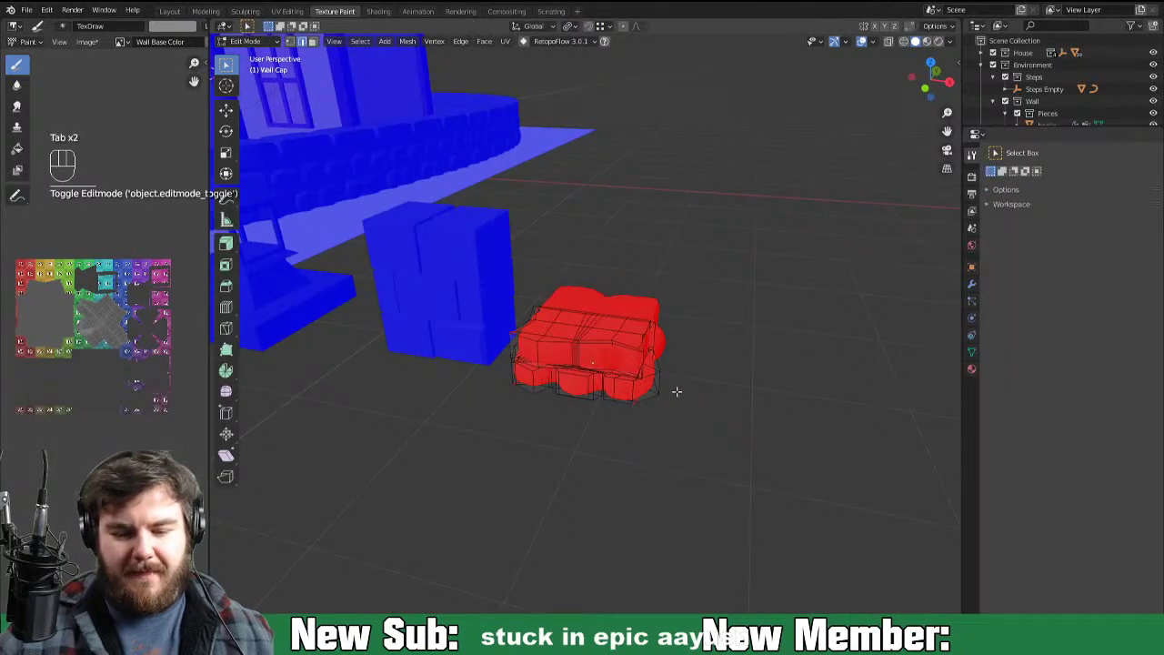
pyautogui.press('a')
pyautogui.press('shift+n')
pyautogui.press('Tab')
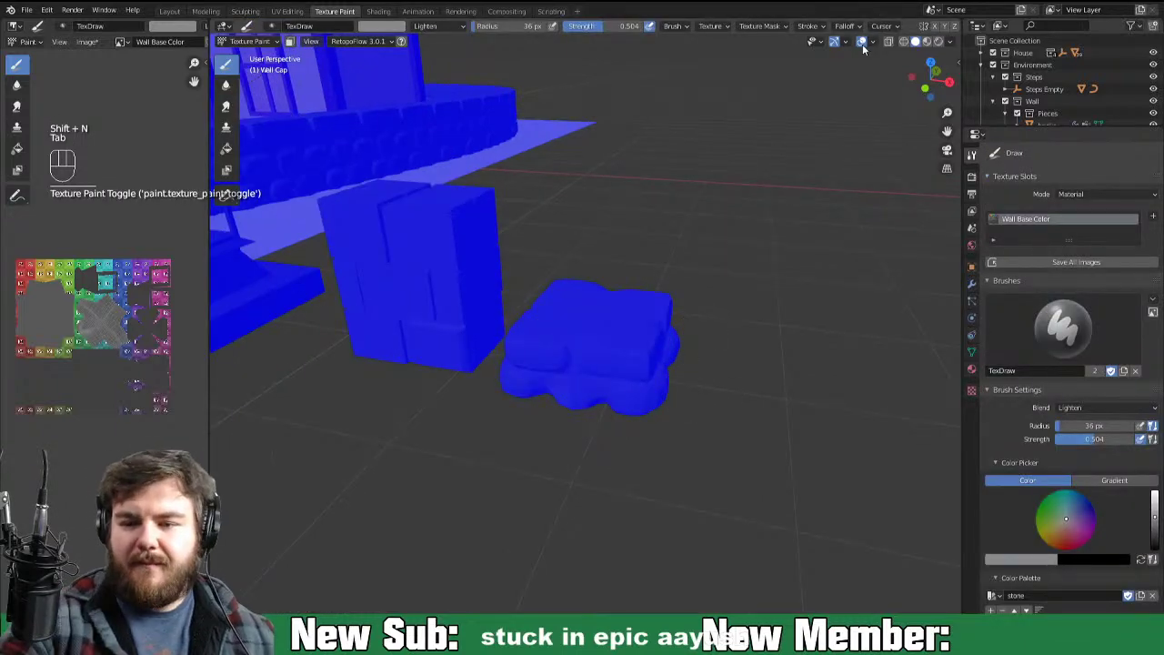
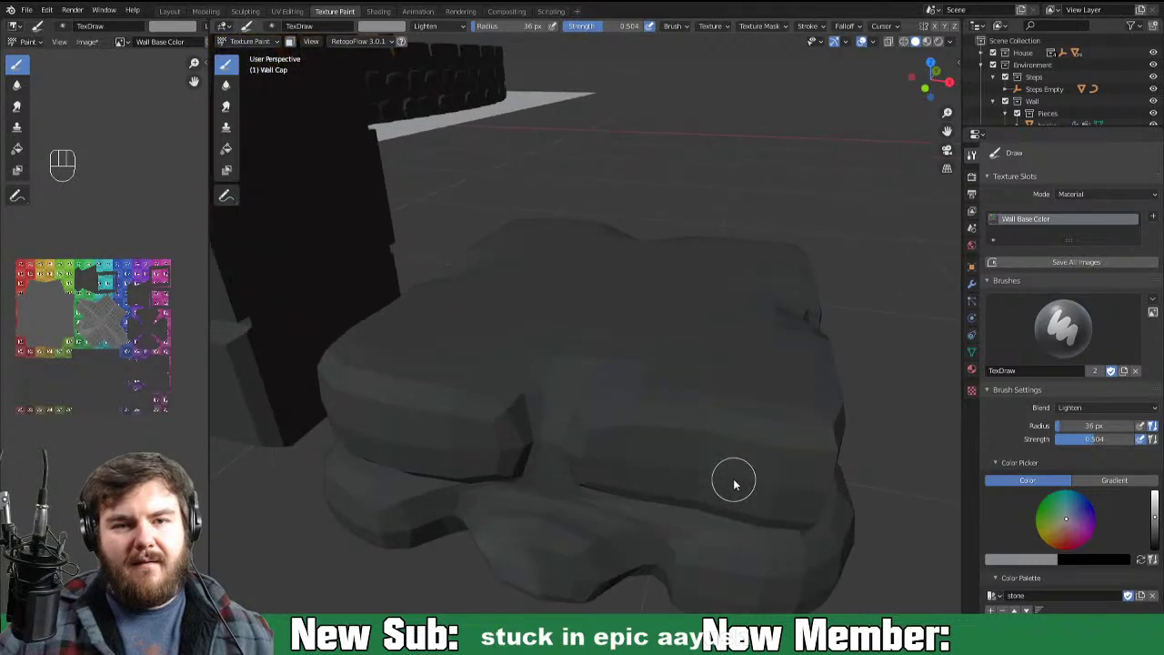
# Step: Brush Lighten highlights and dabs over the front-facing stones of the rock cluster
pyautogui.moveTo(748, 480); pyautogui.dragTo(734, 441)
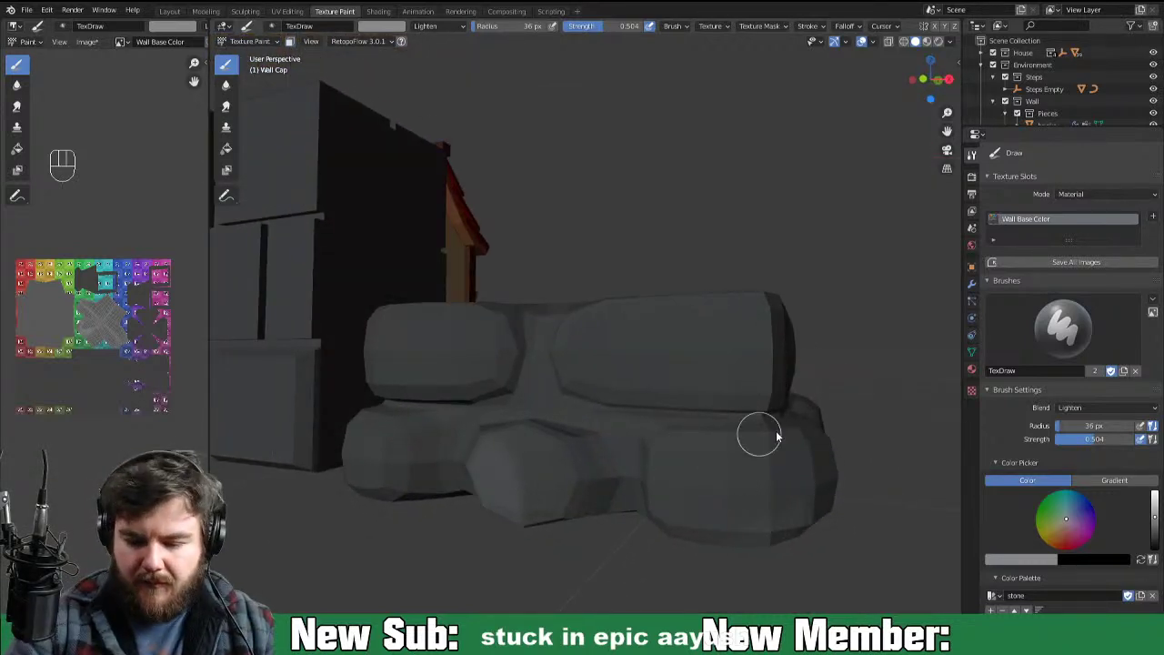
pyautogui.moveTo(805, 450); pyautogui.dragTo(785, 478)
pyautogui.click(691, 437)
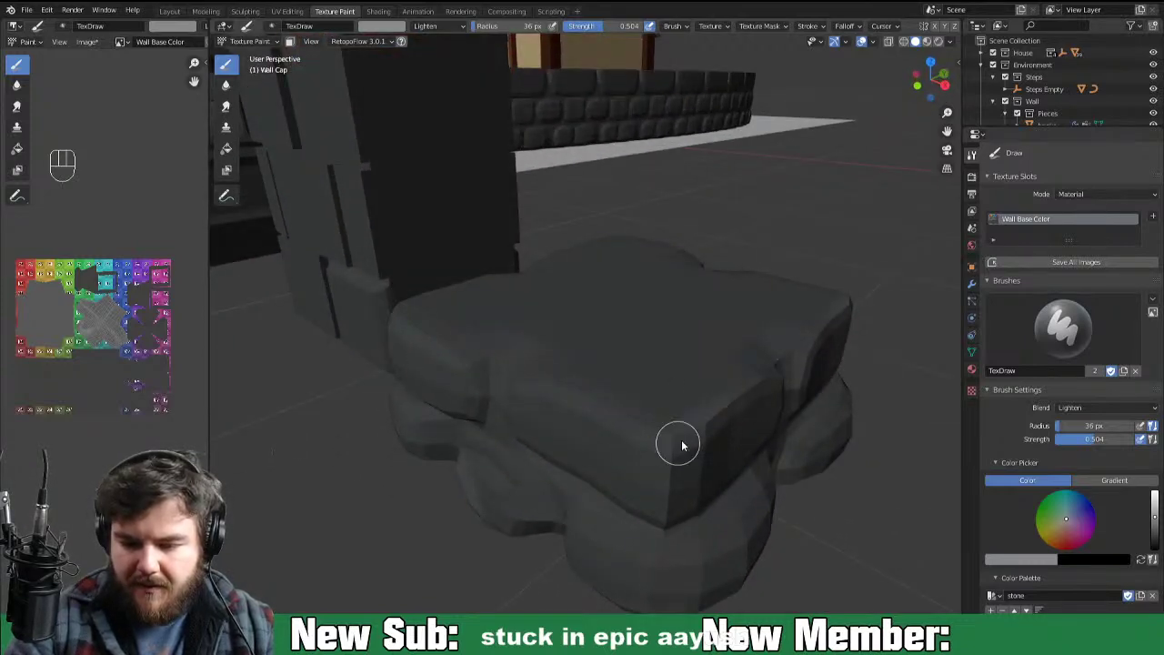
pyautogui.moveTo(717, 424); pyautogui.dragTo(774, 398)
pyautogui.click(763, 391)
pyautogui.moveTo(688, 441); pyautogui.dragTo(699, 434)
pyautogui.click(743, 411)
pyautogui.middleClick(742, 438)
pyautogui.click(753, 418)
pyautogui.click(740, 424)
pyautogui.moveTo(743, 437); pyautogui.dragTo(719, 488)
pyautogui.moveTo(750, 423); pyautogui.dragTo(737, 392)
pyautogui.moveTo(688, 388); pyautogui.dragTo(648, 407)
pyautogui.moveTo(683, 398); pyautogui.dragTo(616, 411)
pyautogui.click(649, 403)
pyautogui.moveTo(666, 403); pyautogui.dragTo(602, 418)
# Step: From a new angle, streak light grey across the side stones and dab their corners
pyautogui.middleClick(710, 419)
pyautogui.click(732, 403)
pyautogui.moveTo(708, 412); pyautogui.dragTo(770, 399)
pyautogui.click(684, 399)
pyautogui.moveTo(659, 413); pyautogui.dragTo(568, 416)
pyautogui.click(626, 406)
pyautogui.moveTo(686, 407); pyautogui.dragTo(722, 402)
pyautogui.click(684, 383)
pyautogui.click(707, 388)
pyautogui.moveTo(668, 385); pyautogui.dragTo(792, 374)
pyautogui.click(666, 381)
pyautogui.click(599, 444)
pyautogui.click(596, 479)
pyautogui.click(562, 514)
pyautogui.moveTo(583, 448); pyautogui.dragTo(576, 498)
pyautogui.click(678, 512)
pyautogui.moveTo(740, 470); pyautogui.dragTo(790, 468)
pyautogui.moveTo(753, 443); pyautogui.dragTo(778, 476)
pyautogui.click(768, 498)
pyautogui.click(760, 491)
pyautogui.moveTo(765, 412); pyautogui.dragTo(878, 423)
pyautogui.click(866, 446)
# Step: Paint light highlights along the undersides and upper edges of the rocks
pyautogui.middleClick(823, 433)
pyautogui.moveTo(710, 314); pyautogui.dragTo(814, 354)
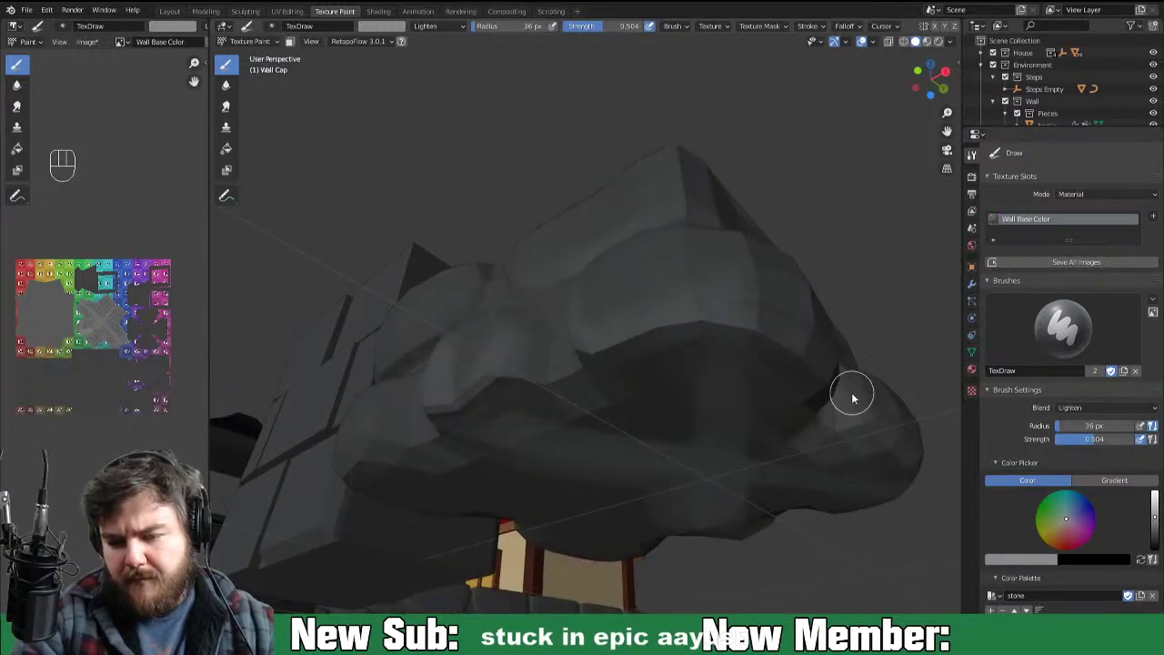
pyautogui.moveTo(820, 385); pyautogui.dragTo(783, 380)
pyautogui.moveTo(715, 436); pyautogui.dragTo(816, 465)
pyautogui.middleClick(790, 429)
pyautogui.moveTo(716, 337); pyautogui.dragTo(848, 346)
pyautogui.moveTo(809, 348); pyautogui.dragTo(877, 364)
pyautogui.moveTo(741, 355); pyautogui.dragTo(874, 367)
pyautogui.moveTo(878, 352); pyautogui.dragTo(654, 353)
pyautogui.moveTo(832, 370); pyautogui.dragTo(780, 416)
# Step: Lighten the lower stones at the base of the cluster with short strokes
pyautogui.middleClick(762, 461)
pyautogui.moveTo(688, 490); pyautogui.dragTo(661, 531)
pyautogui.moveTo(689, 502); pyautogui.dragTo(680, 465)
pyautogui.moveTo(688, 493); pyautogui.dragTo(648, 534)
pyautogui.moveTo(667, 524); pyautogui.dragTo(577, 539)
pyautogui.middleClick(694, 540)
pyautogui.moveTo(773, 520); pyautogui.dragTo(736, 503)
pyautogui.click(672, 500)
pyautogui.moveTo(676, 495); pyautogui.dragTo(619, 508)
# Step: Work light grey strokes and dabs across the remaining rock faces on the far side
pyautogui.middleClick(742, 528)
pyautogui.click(753, 483)
pyautogui.moveTo(722, 491); pyautogui.dragTo(689, 482)
pyautogui.click(646, 472)
pyautogui.moveTo(620, 465); pyautogui.dragTo(673, 489)
pyautogui.moveTo(709, 509); pyautogui.dragTo(727, 494)
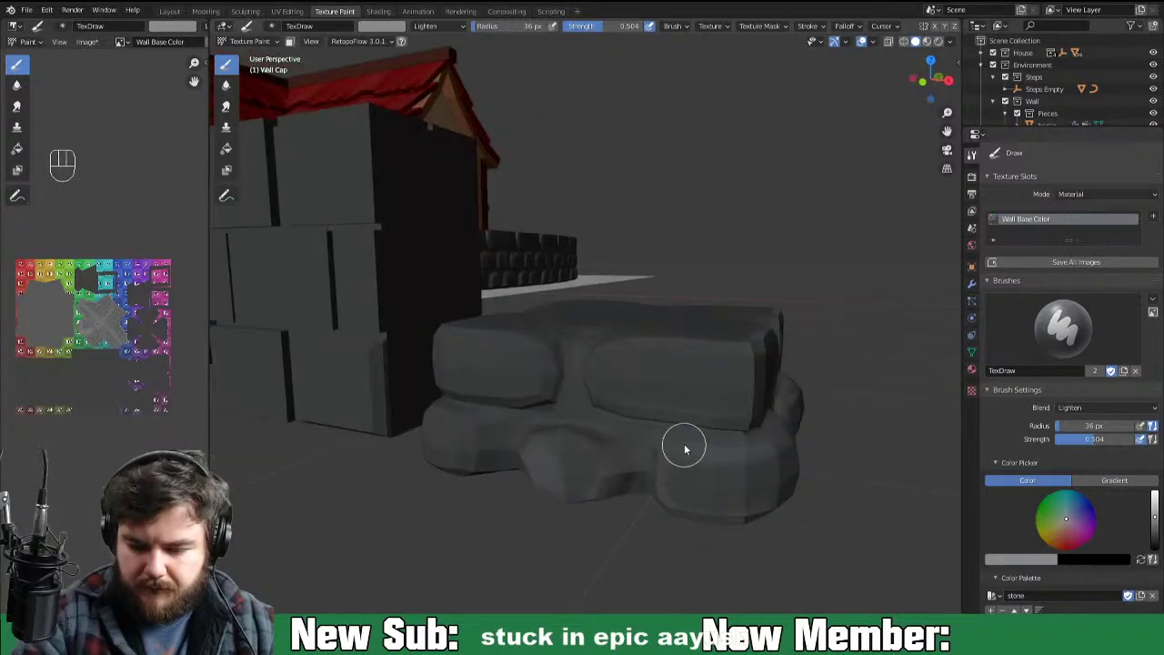
pyautogui.click(668, 477)
pyautogui.moveTo(724, 492); pyautogui.dragTo(736, 486)
pyautogui.click(652, 335)
pyautogui.click(673, 335)
pyautogui.moveTo(666, 332); pyautogui.dragTo(737, 318)
pyautogui.click(623, 391)
pyautogui.moveTo(698, 362); pyautogui.dragTo(662, 389)
pyautogui.click(642, 416)
pyautogui.moveTo(688, 412); pyautogui.dragTo(799, 406)
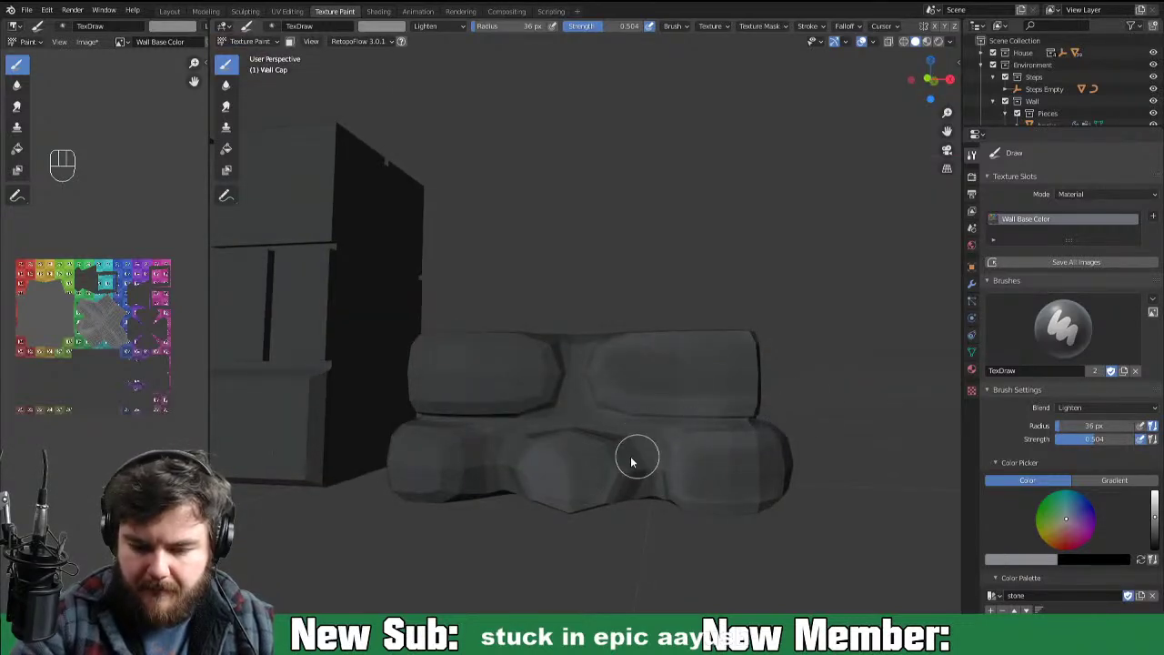
pyautogui.moveTo(589, 436); pyautogui.dragTo(620, 497)
pyautogui.moveTo(634, 492); pyautogui.dragTo(599, 518)
pyautogui.moveTo(609, 469); pyautogui.dragTo(593, 443)
pyautogui.moveTo(577, 422); pyautogui.dragTo(572, 420)
pyautogui.click(604, 471)
pyautogui.click(599, 486)
pyautogui.moveTo(659, 417); pyautogui.dragTo(697, 342)
pyautogui.moveTo(606, 456); pyautogui.dragTo(564, 464)
pyautogui.moveTo(564, 460); pyautogui.dragTo(666, 412)
pyautogui.moveTo(602, 458); pyautogui.dragTo(653, 445)
pyautogui.moveTo(678, 473); pyautogui.dragTo(657, 499)
pyautogui.moveTo(547, 492); pyautogui.dragTo(575, 444)
pyautogui.click(536, 473)
# Step: Highlight the top stones and finish with a light pass under the rocks
pyautogui.middleClick(578, 513)
pyautogui.click(585, 439)
pyautogui.moveTo(629, 463); pyautogui.dragTo(689, 440)
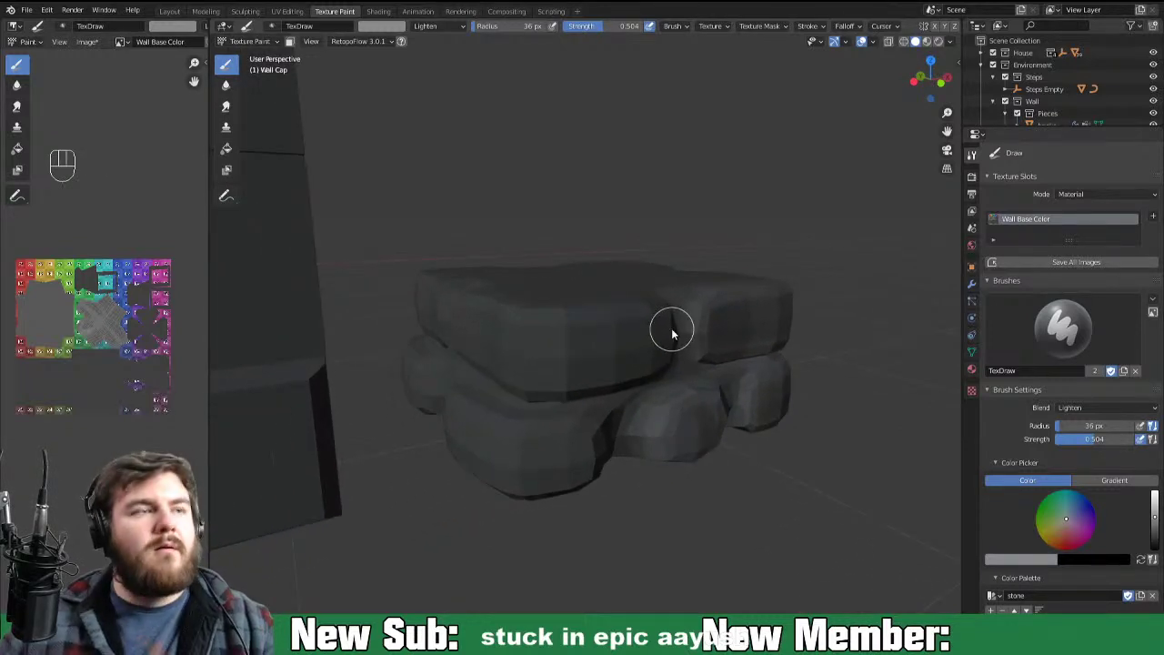
pyautogui.moveTo(659, 411); pyautogui.dragTo(594, 425)
pyautogui.moveTo(622, 419); pyautogui.dragTo(623, 362)
pyautogui.moveTo(620, 372); pyautogui.dragTo(623, 394)
pyautogui.moveTo(623, 367); pyautogui.dragTo(552, 323)
pyautogui.moveTo(685, 383); pyautogui.dragTo(715, 368)
pyautogui.click(612, 358)
pyautogui.click(632, 348)
pyautogui.moveTo(609, 368); pyautogui.dragTo(563, 374)
pyautogui.click(534, 370)
pyautogui.moveTo(594, 378); pyautogui.dragTo(613, 404)
pyautogui.moveTo(503, 377); pyautogui.dragTo(458, 344)
pyautogui.click(509, 389)
pyautogui.moveTo(524, 392); pyautogui.dragTo(459, 341)
pyautogui.click(558, 401)
pyautogui.moveTo(583, 417); pyautogui.dragTo(638, 361)
pyautogui.moveTo(610, 396); pyautogui.dragTo(685, 305)
pyautogui.moveTo(698, 317); pyautogui.dragTo(704, 285)
pyautogui.moveTo(435, 335); pyautogui.dragTo(519, 347)
pyautogui.moveTo(661, 414); pyautogui.dragTo(599, 383)
pyautogui.moveTo(602, 385); pyautogui.dragTo(579, 384)
pyautogui.moveTo(497, 426); pyautogui.dragTo(571, 338)
pyautogui.moveTo(553, 386); pyautogui.dragTo(524, 417)
pyautogui.click(483, 412)
pyautogui.moveTo(564, 388); pyautogui.dragTo(598, 376)
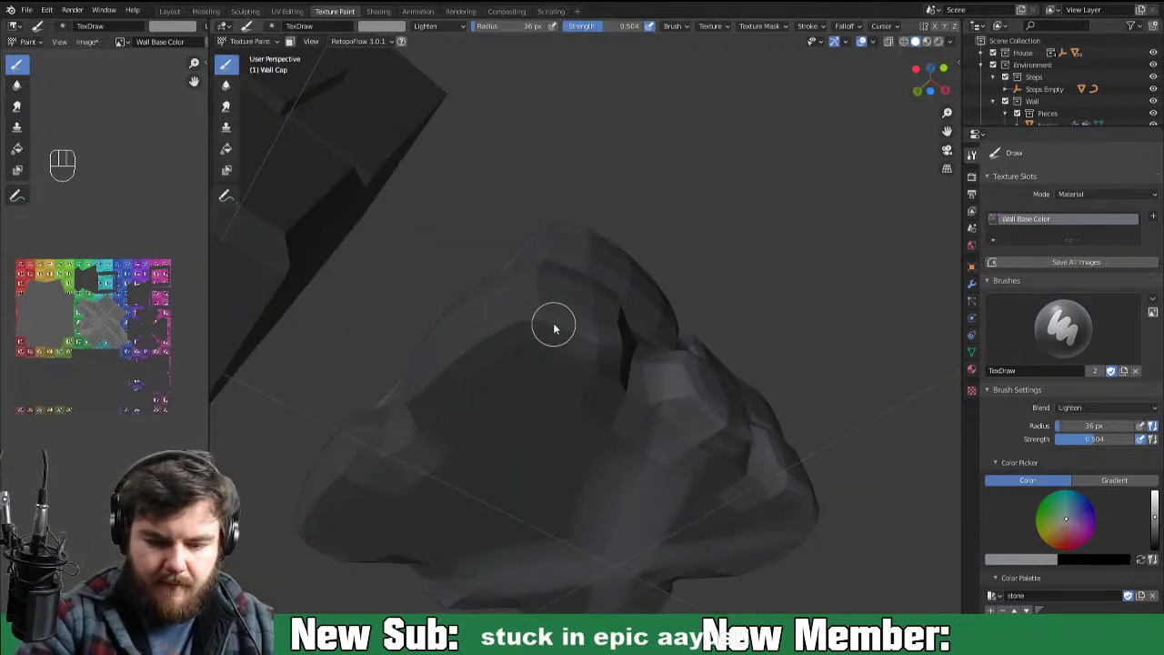
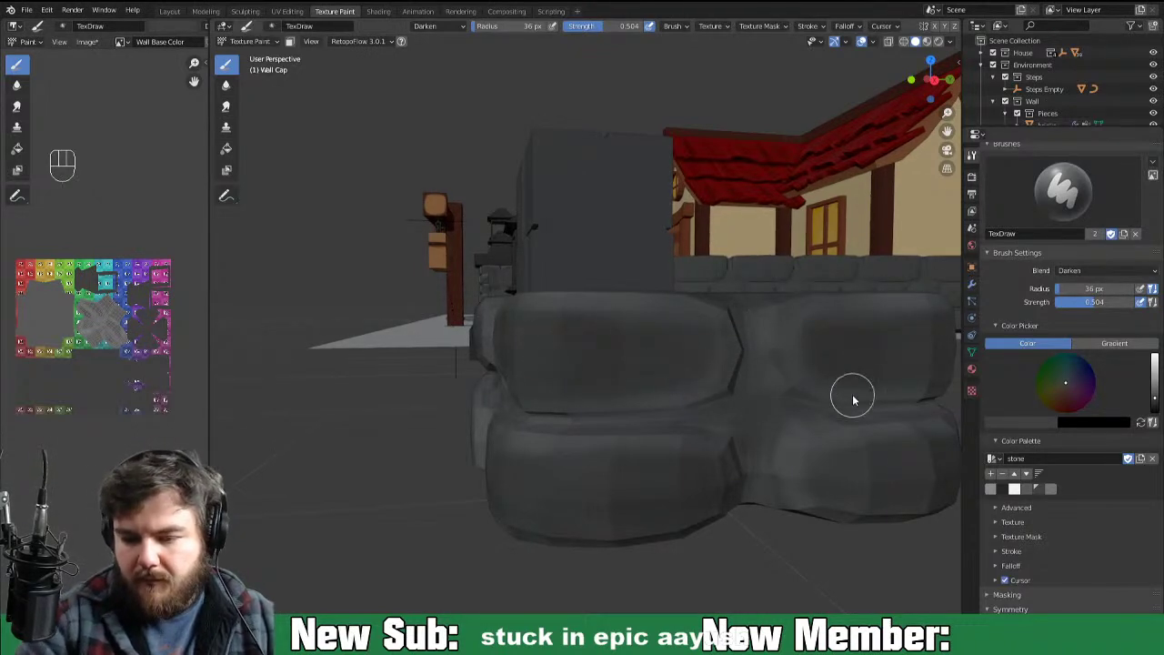
# Step: Paint dark grey shading into the seams between the rock cluster's stones
pyautogui.moveTo(871, 441); pyautogui.dragTo(942, 439)
pyautogui.click(712, 346)
pyautogui.moveTo(671, 421); pyautogui.dragTo(771, 404)
pyautogui.moveTo(565, 388); pyautogui.dragTo(490, 407)
pyautogui.click(562, 377)
pyautogui.click(420, 397)
pyautogui.moveTo(514, 355); pyautogui.dragTo(595, 380)
pyautogui.moveTo(418, 381); pyautogui.dragTo(599, 375)
pyautogui.moveTo(624, 367); pyautogui.dragTo(606, 374)
pyautogui.click(567, 410)
pyautogui.moveTo(458, 407); pyautogui.dragTo(647, 391)
pyautogui.moveTo(742, 450); pyautogui.dragTo(694, 449)
# Step: With a slightly smaller brush, deepen the dark shading in the central stone gaps
pyautogui.press('f')
pyautogui.click(518, 443)
pyautogui.moveTo(515, 476); pyautogui.dragTo(556, 405)
pyautogui.moveTo(532, 443); pyautogui.dragTo(578, 393)
pyautogui.click(575, 385)
pyautogui.moveTo(548, 388); pyautogui.dragTo(524, 390)
pyautogui.moveTo(591, 383); pyautogui.dragTo(605, 383)
pyautogui.click(547, 394)
pyautogui.moveTo(573, 393); pyautogui.dragTo(628, 388)
pyautogui.moveTo(526, 441); pyautogui.dragTo(544, 409)
pyautogui.moveTo(524, 460); pyautogui.dragTo(545, 415)
pyautogui.moveTo(693, 410); pyautogui.dragTo(621, 416)
pyautogui.moveTo(565, 385); pyautogui.dragTo(592, 307)
pyautogui.moveTo(558, 400); pyautogui.dragTo(589, 302)
pyautogui.doubleClick(595, 389)
pyautogui.moveTo(599, 358); pyautogui.dragTo(583, 298)
pyautogui.moveTo(572, 373); pyautogui.dragTo(547, 387)
pyautogui.moveTo(586, 316); pyautogui.dragTo(596, 374)
pyautogui.moveTo(570, 357); pyautogui.dragTo(594, 391)
pyautogui.click(620, 385)
pyautogui.moveTo(557, 390); pyautogui.dragTo(669, 388)
# Step: Shade the vertical seams on the rock cluster from another angle
pyautogui.middleClick(646, 415)
pyautogui.moveTo(623, 401); pyautogui.dragTo(639, 443)
pyautogui.moveTo(625, 387); pyautogui.dragTo(632, 458)
pyautogui.moveTo(633, 467); pyautogui.dragTo(638, 379)
pyautogui.click(635, 444)
pyautogui.click(633, 420)
pyautogui.moveTo(616, 471); pyautogui.dragTo(626, 428)
pyautogui.moveTo(612, 479); pyautogui.dragTo(654, 369)
pyautogui.click(706, 363)
# Step: Reduce the brush radius to 14 px and paint thin dark lines along the stone edges
pyautogui.doubleClick(720, 365)
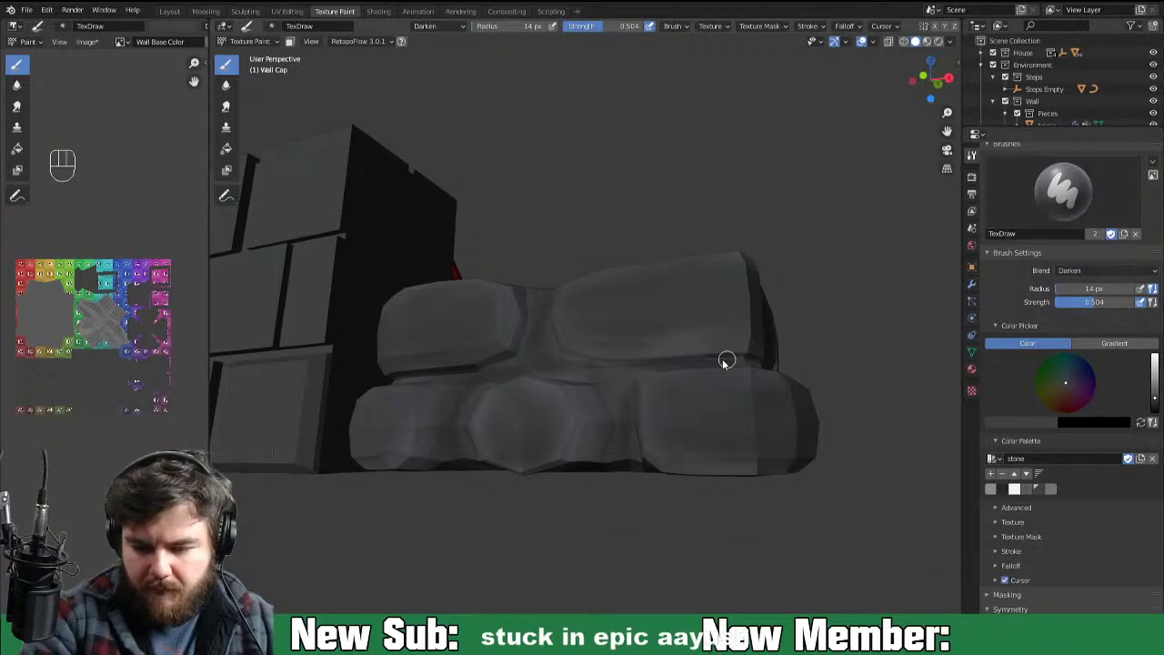
pyautogui.moveTo(610, 371); pyautogui.dragTo(632, 371)
pyautogui.moveTo(627, 368); pyautogui.dragTo(674, 385)
pyautogui.moveTo(633, 391); pyautogui.dragTo(669, 394)
pyautogui.moveTo(607, 370); pyautogui.dragTo(669, 384)
pyautogui.moveTo(606, 380); pyautogui.dragTo(694, 397)
pyautogui.click(667, 398)
pyautogui.moveTo(640, 391); pyautogui.dragTo(664, 395)
pyautogui.moveTo(626, 392); pyautogui.dragTo(762, 405)
pyautogui.middleClick(675, 382)
pyautogui.moveTo(609, 426); pyautogui.dragTo(600, 409)
pyautogui.moveTo(587, 399); pyautogui.dragTo(603, 426)
pyautogui.moveTo(597, 450); pyautogui.dragTo(665, 416)
pyautogui.middleClick(749, 385)
pyautogui.moveTo(619, 359); pyautogui.dragTo(703, 371)
pyautogui.click(675, 369)
pyautogui.moveTo(639, 369); pyautogui.dragTo(698, 366)
pyautogui.moveTo(625, 368); pyautogui.dragTo(727, 370)
pyautogui.moveTo(602, 377); pyautogui.dragTo(780, 383)
# Step: Outline the upper and right-hand stones with thin dark edge lines
pyautogui.middleClick(792, 393)
pyautogui.moveTo(653, 387); pyautogui.dragTo(717, 387)
pyautogui.moveTo(723, 387); pyautogui.dragTo(825, 388)
pyautogui.middleClick(773, 401)
pyautogui.click(725, 376)
pyautogui.moveTo(648, 420); pyautogui.dragTo(717, 367)
pyautogui.moveTo(705, 363); pyautogui.dragTo(712, 324)
pyautogui.moveTo(701, 291); pyautogui.dragTo(720, 333)
pyautogui.moveTo(713, 404); pyautogui.dragTo(718, 351)
pyautogui.moveTo(714, 329); pyautogui.dragTo(713, 314)
pyautogui.moveTo(712, 320); pyautogui.dragTo(677, 424)
pyautogui.click(707, 445)
pyautogui.moveTo(659, 415); pyautogui.dragTo(707, 434)
pyautogui.moveTo(712, 456); pyautogui.dragTo(739, 433)
pyautogui.moveTo(739, 461); pyautogui.dragTo(846, 462)
pyautogui.moveTo(793, 454); pyautogui.dragTo(832, 448)
# Step: Darken the edges and seams of the side stones of the cluster
pyautogui.middleClick(683, 498)
pyautogui.moveTo(369, 350); pyautogui.dragTo(376, 399)
pyautogui.moveTo(375, 343); pyautogui.dragTo(435, 425)
pyautogui.moveTo(388, 425); pyautogui.dragTo(552, 458)
pyautogui.moveTo(474, 444); pyautogui.dragTo(672, 475)
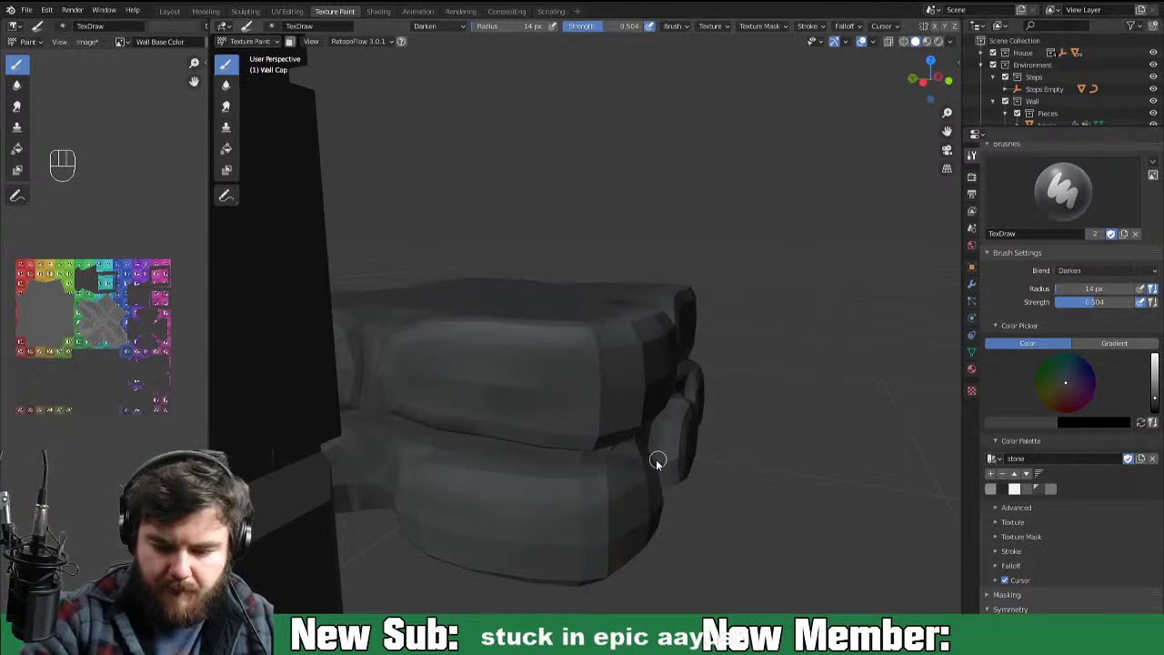
pyautogui.moveTo(643, 444); pyautogui.dragTo(704, 416)
pyautogui.moveTo(697, 441); pyautogui.dragTo(650, 443)
pyautogui.click(618, 415)
pyautogui.moveTo(613, 434); pyautogui.dragTo(564, 454)
pyautogui.moveTo(618, 433); pyautogui.dragTo(596, 445)
pyautogui.click(601, 449)
pyautogui.moveTo(613, 438); pyautogui.dragTo(700, 383)
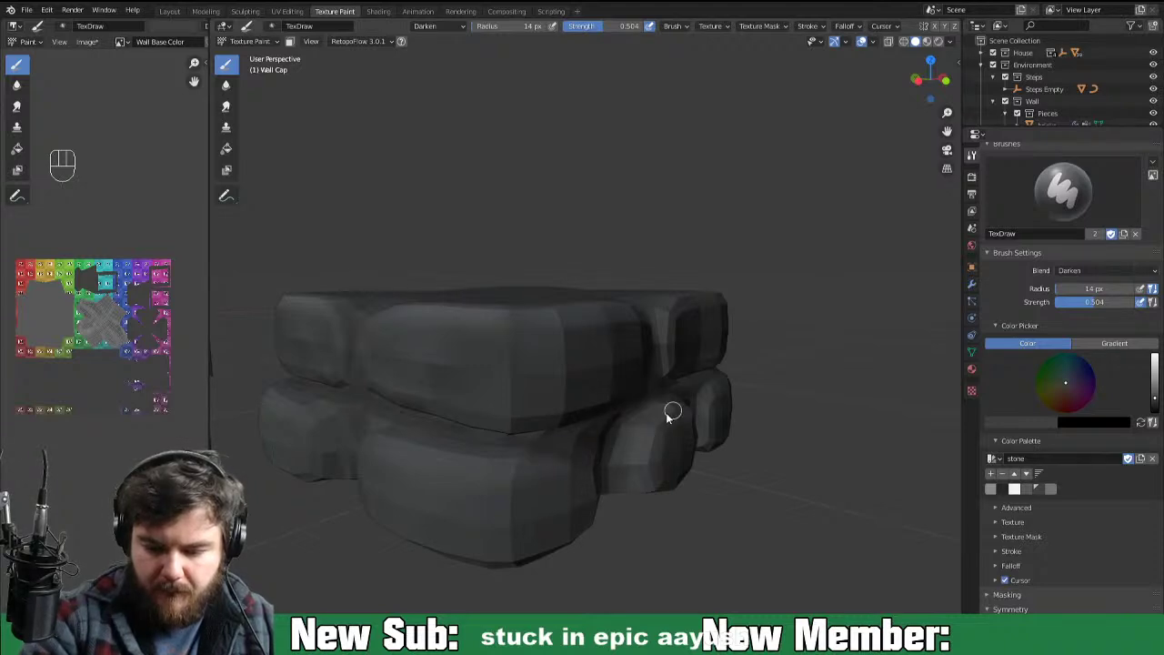
pyautogui.moveTo(618, 423); pyautogui.dragTo(683, 410)
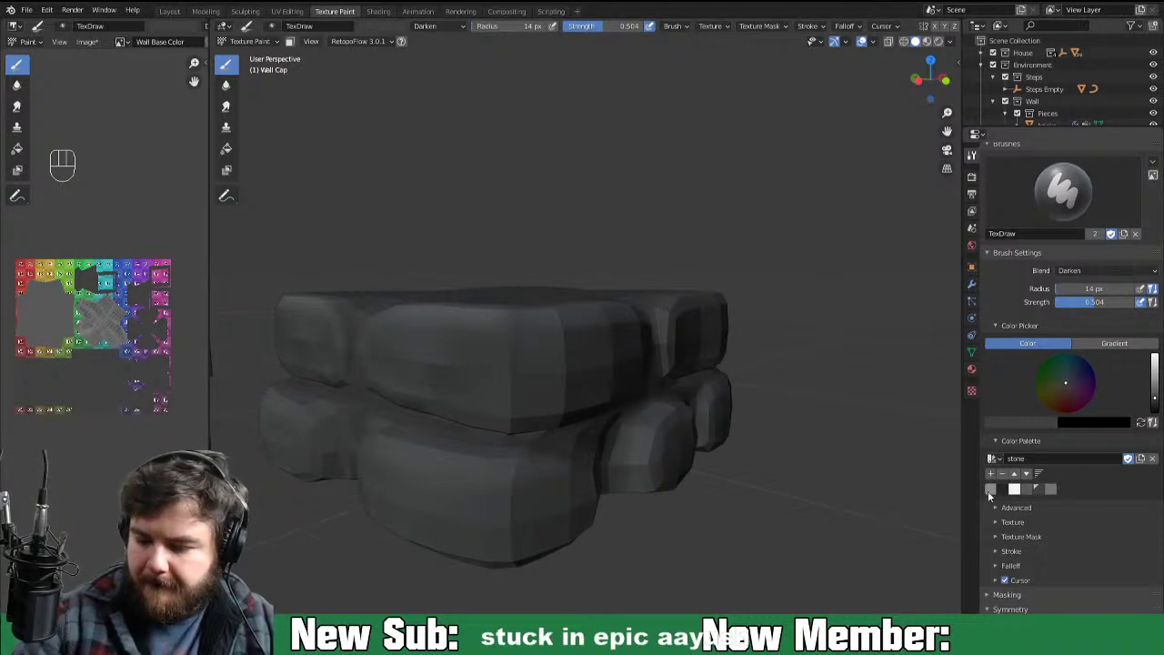
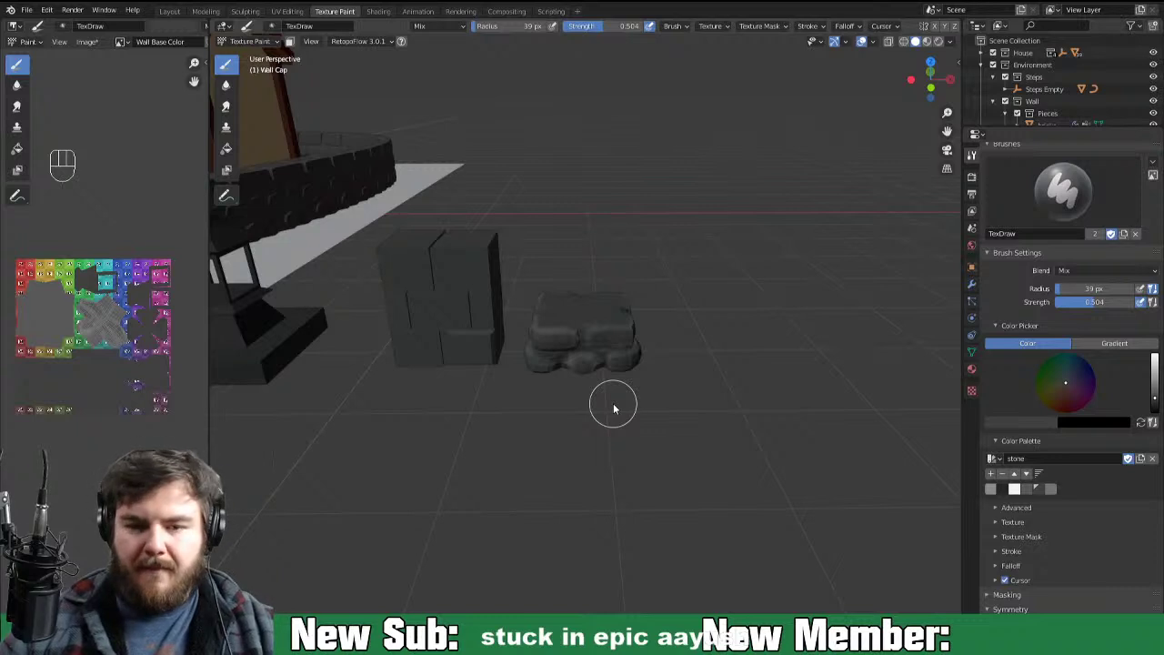
# Step: Save the painted Wall Base Color texture image
pyautogui.press('alt+s')
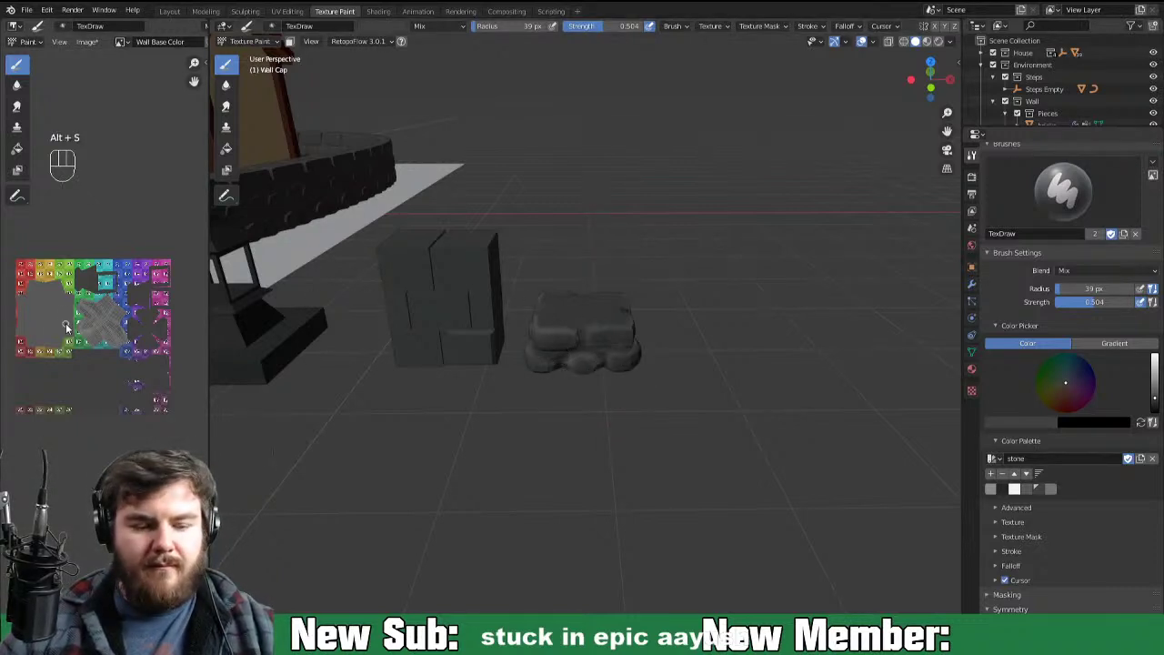
pyautogui.press('alt+s')
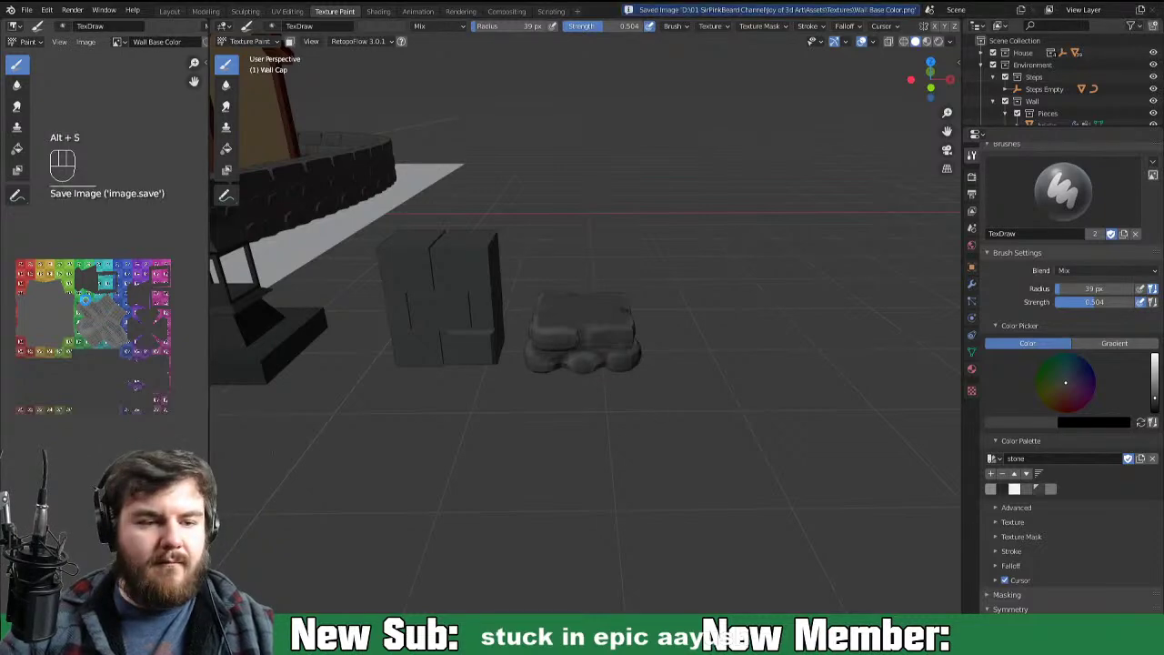
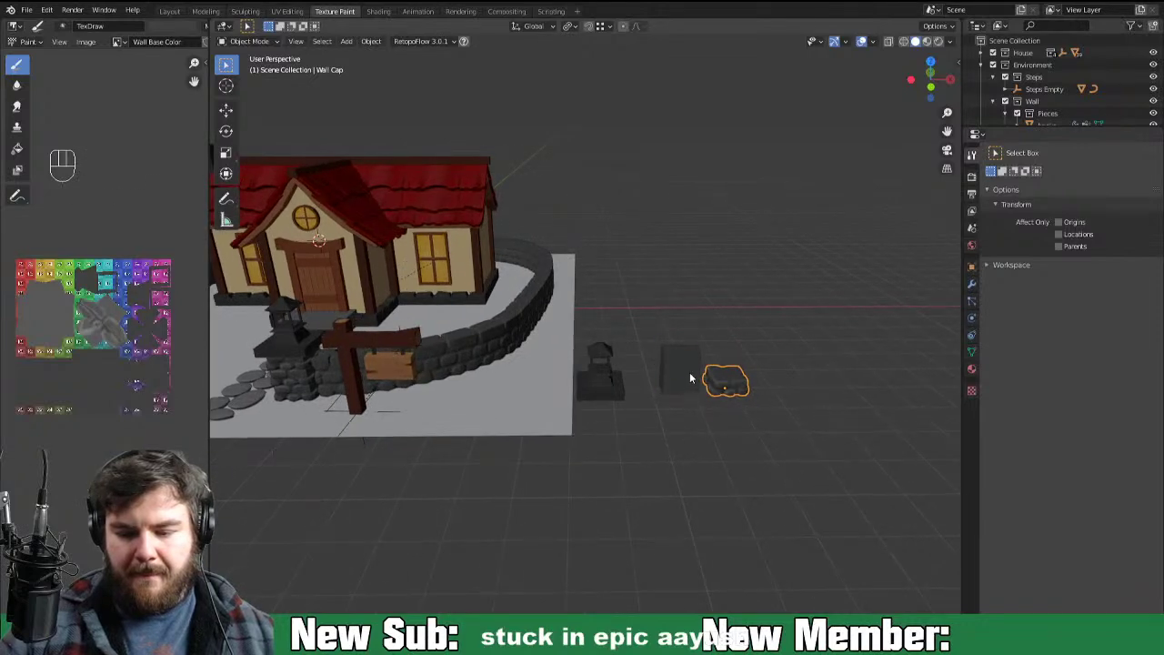
# Step: Focus on the loose pillar block, enter Texture Paint and enlarge the brush to 83 px
pyautogui.press('KP_Decimal')
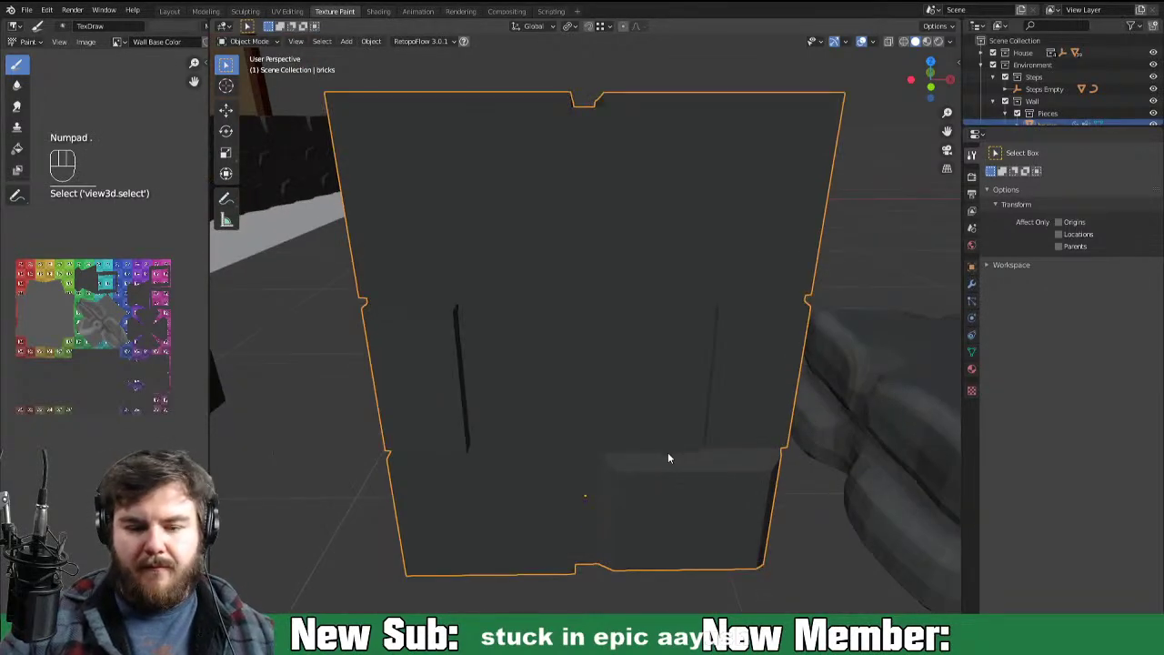
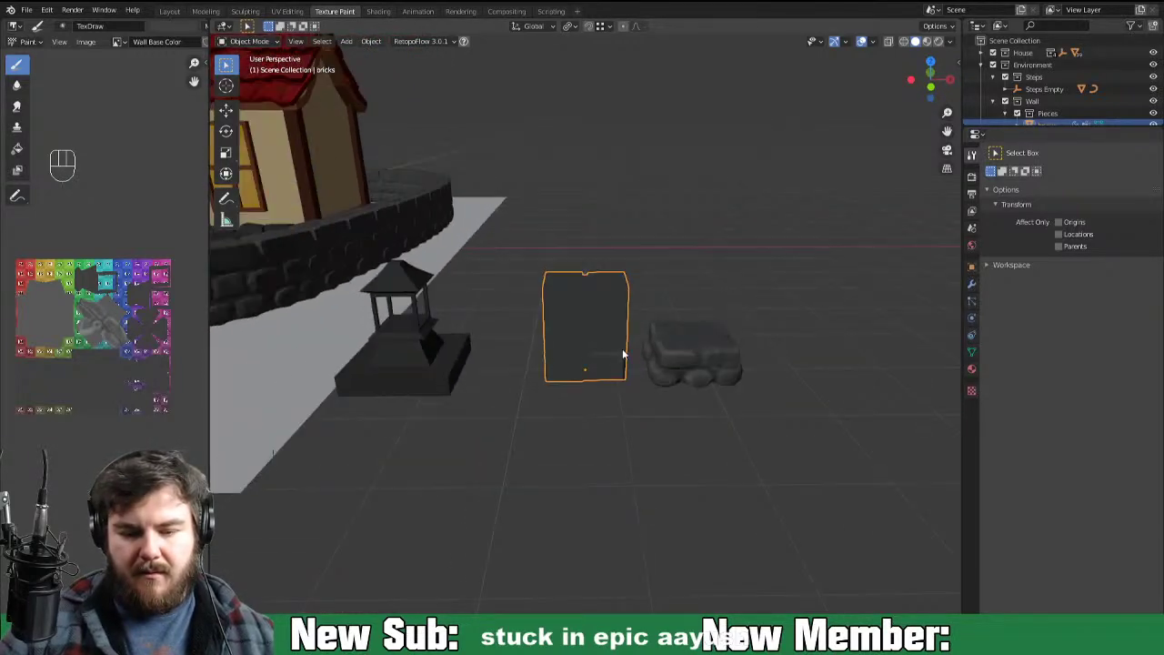
pyautogui.press('Tab')
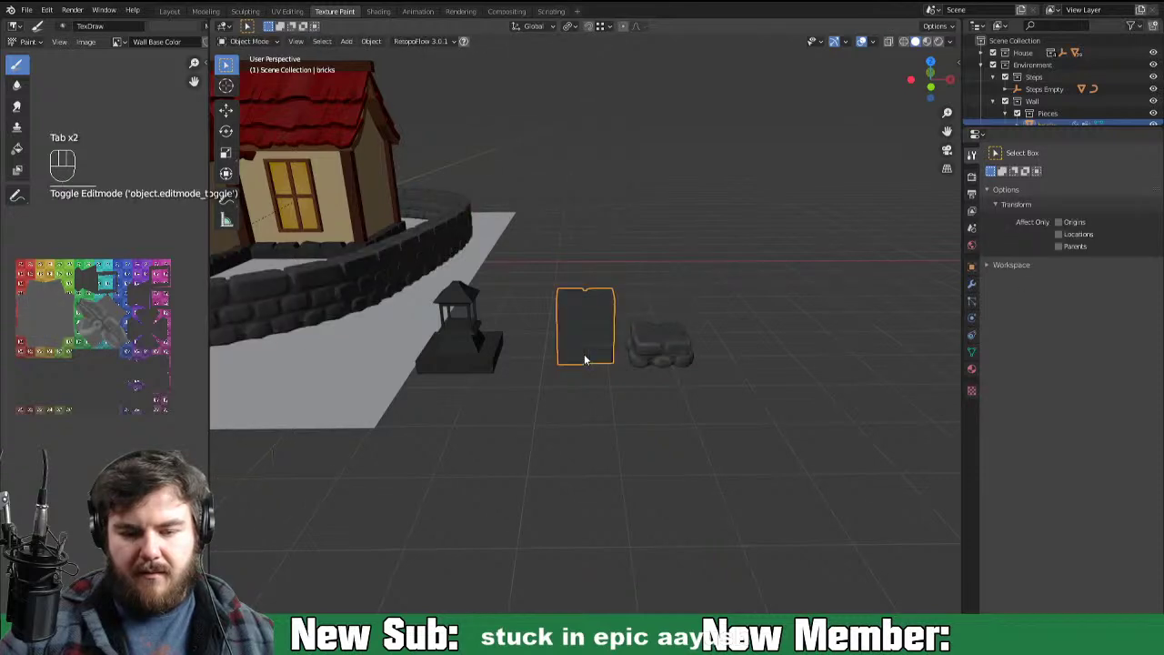
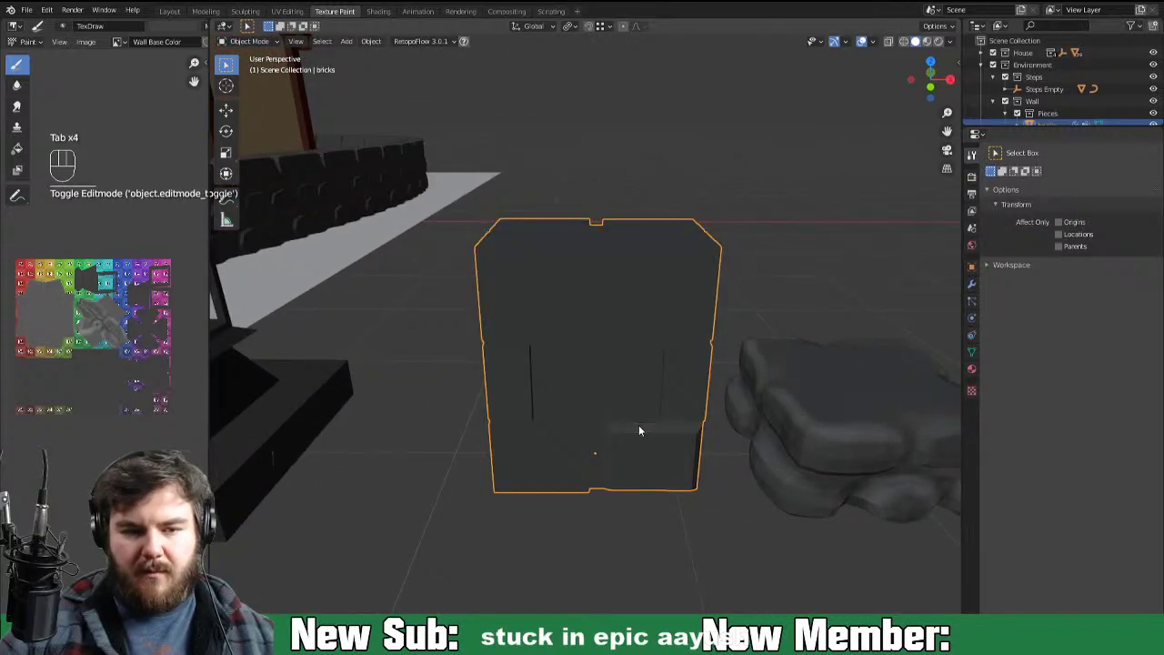
pyautogui.press('Tab')
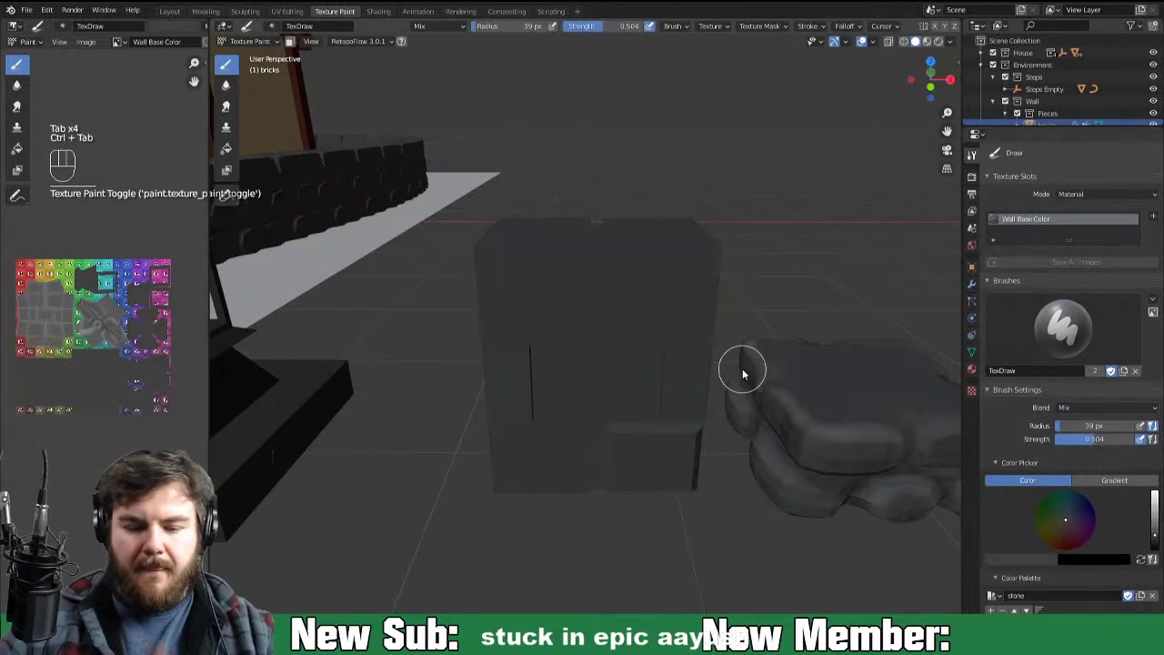
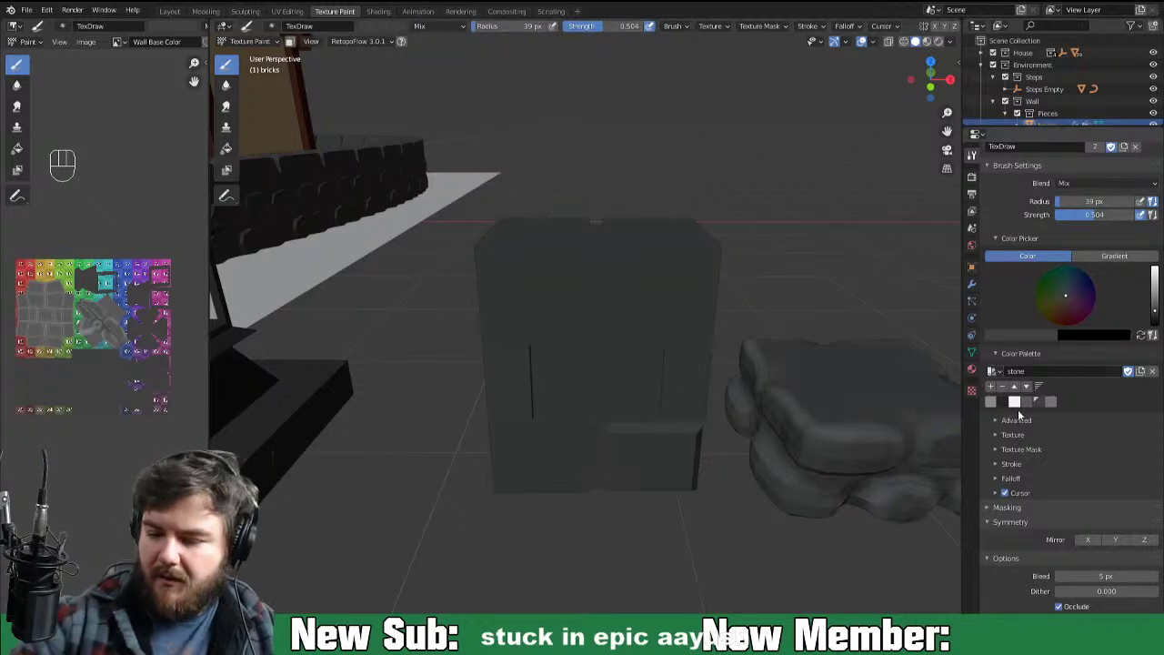
pyautogui.click(997, 405)
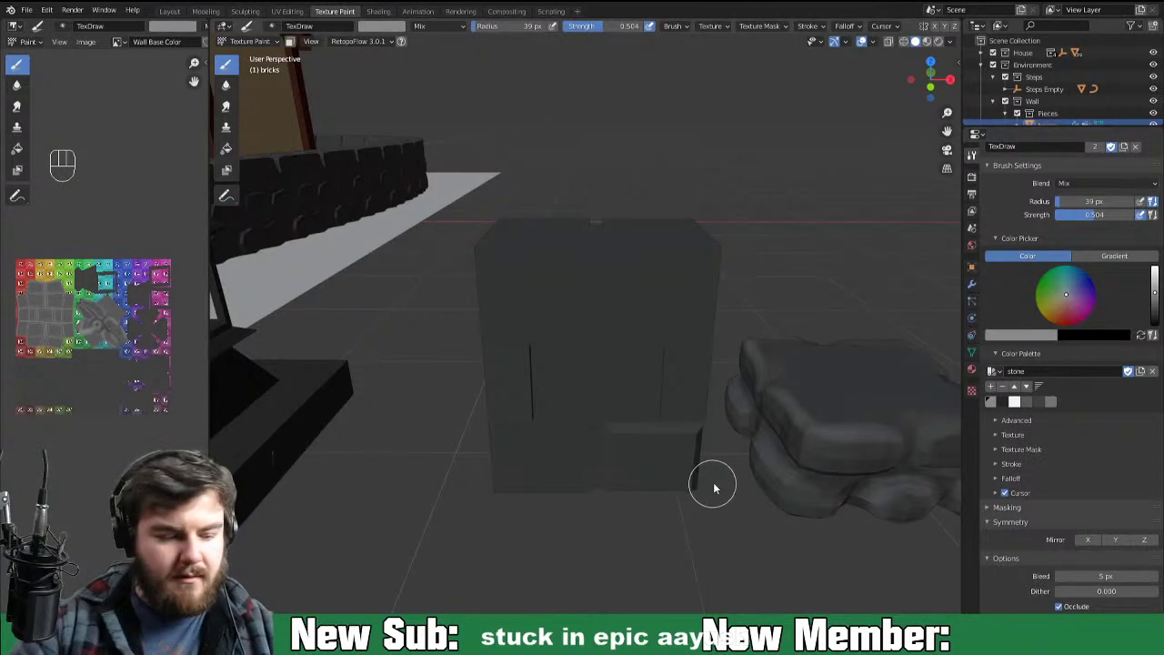
pyautogui.press('f')
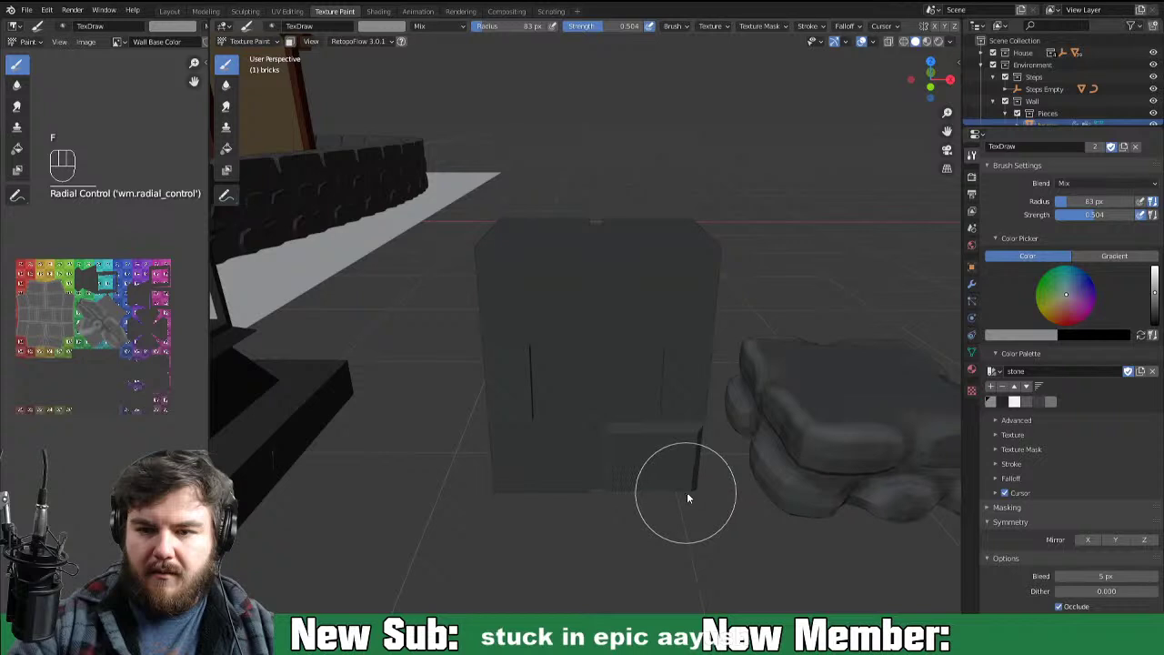
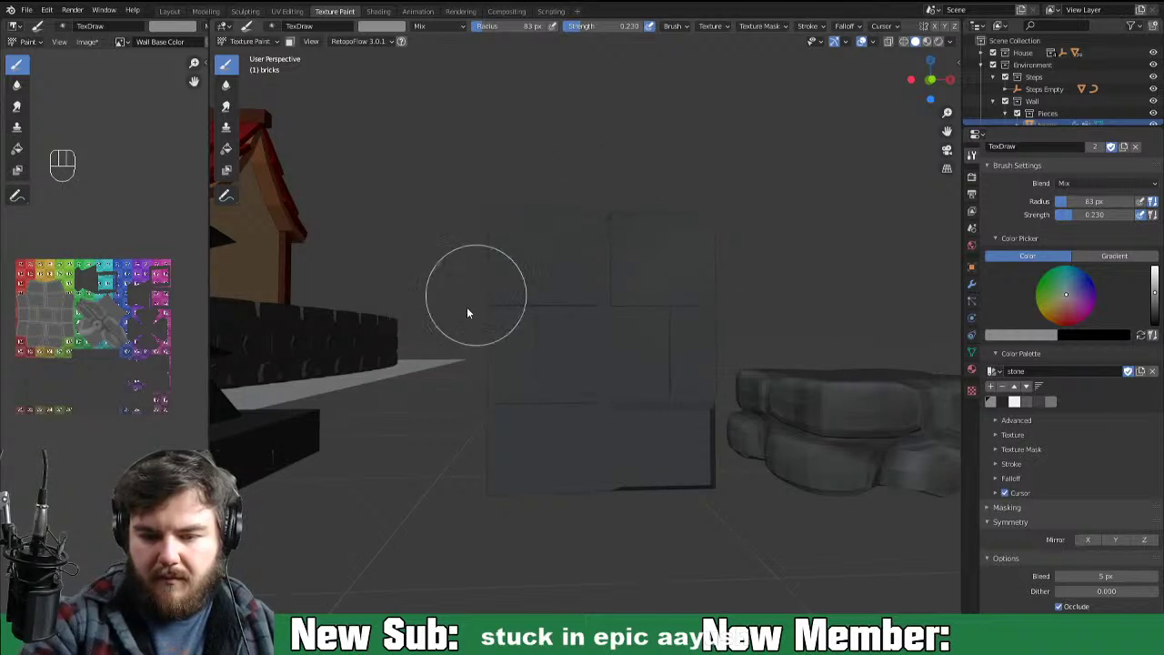
# Step: Paint faint stone-coloured strokes across the block at about 0.23 strength
pyautogui.moveTo(659, 326); pyautogui.dragTo(637, 336)
pyautogui.click(477, 351)
pyautogui.moveTo(533, 285); pyautogui.dragTo(466, 354)
pyautogui.moveTo(525, 340); pyautogui.dragTo(464, 419)
pyautogui.click(487, 478)
pyautogui.moveTo(637, 365); pyautogui.dragTo(695, 343)
pyautogui.moveTo(605, 449); pyautogui.dragTo(548, 516)
pyautogui.moveTo(627, 472); pyautogui.dragTo(709, 402)
pyautogui.click(628, 529)
pyautogui.moveTo(680, 476); pyautogui.dragTo(741, 421)
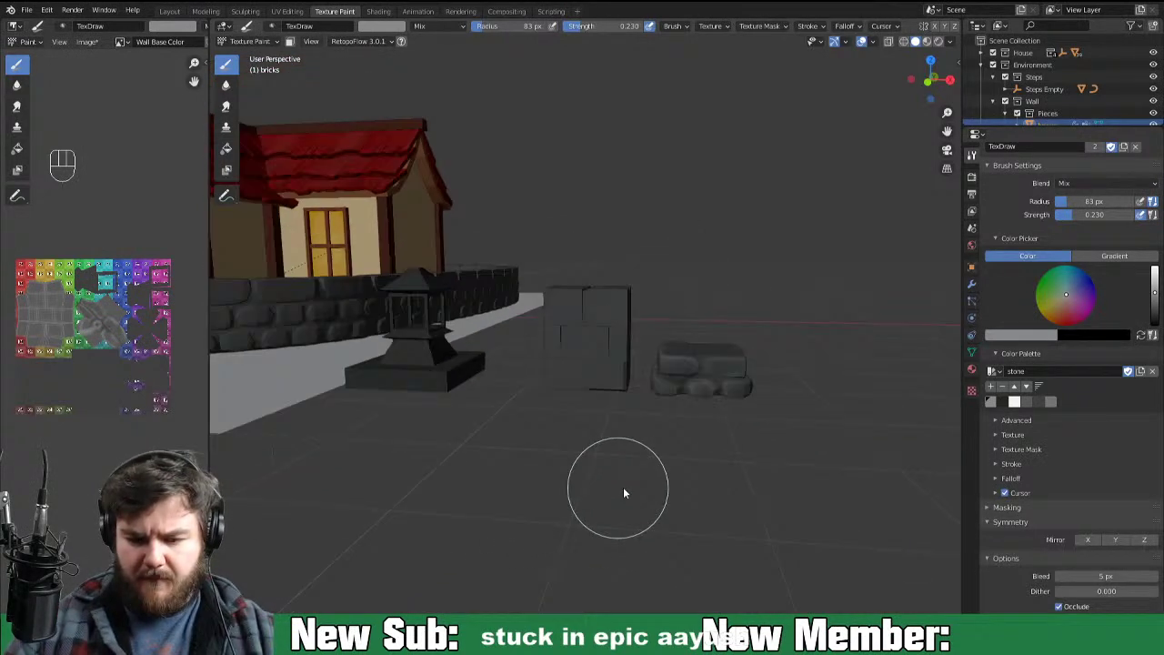
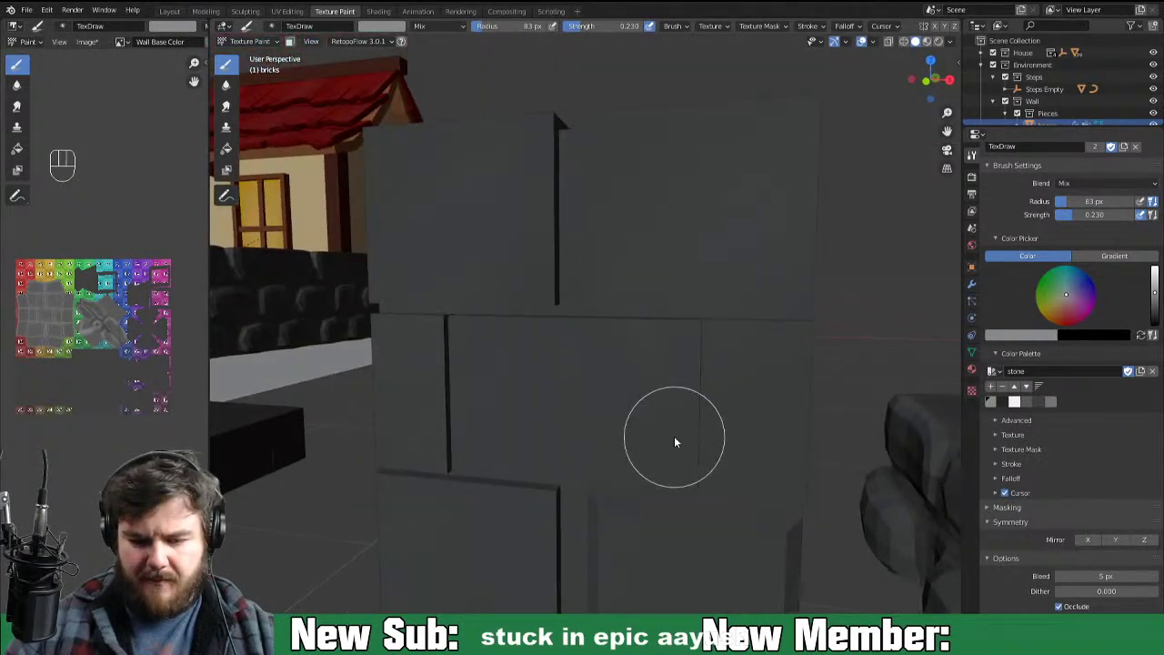
# Step: Undo the last several paint strokes on the block
pyautogui.press('ctrl+z')
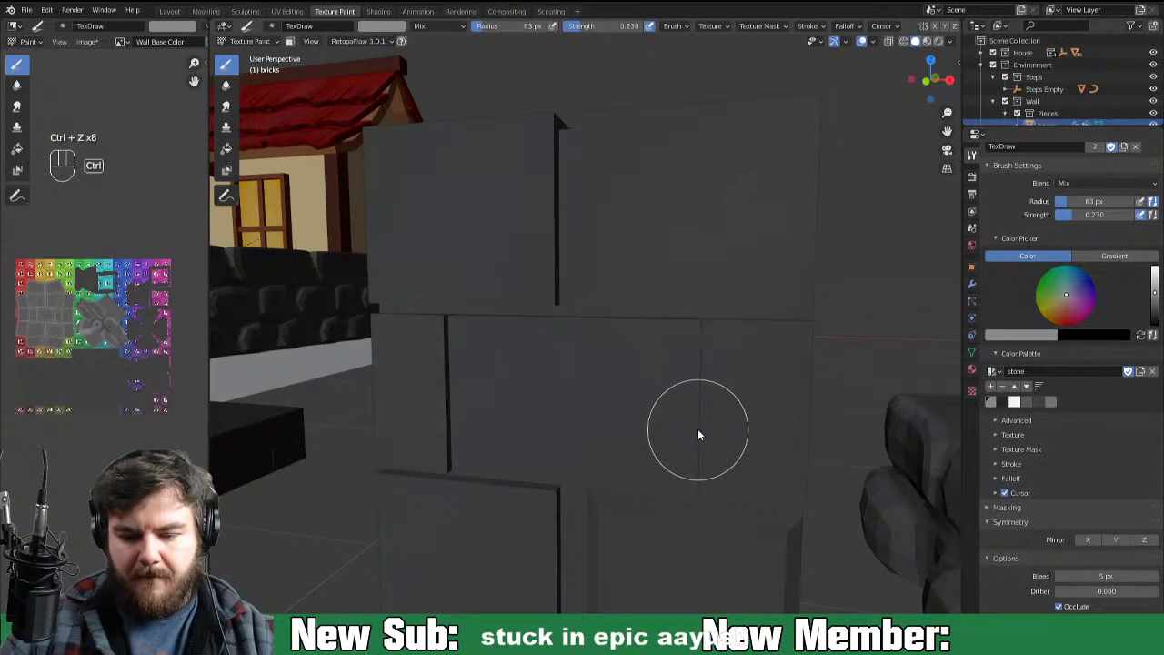
pyautogui.press('ctrl+z')
pyautogui.press('ctrl+z')
pyautogui.press('ctrl+z')
pyautogui.press('ctrl+z')
pyautogui.press('ctrl+z')
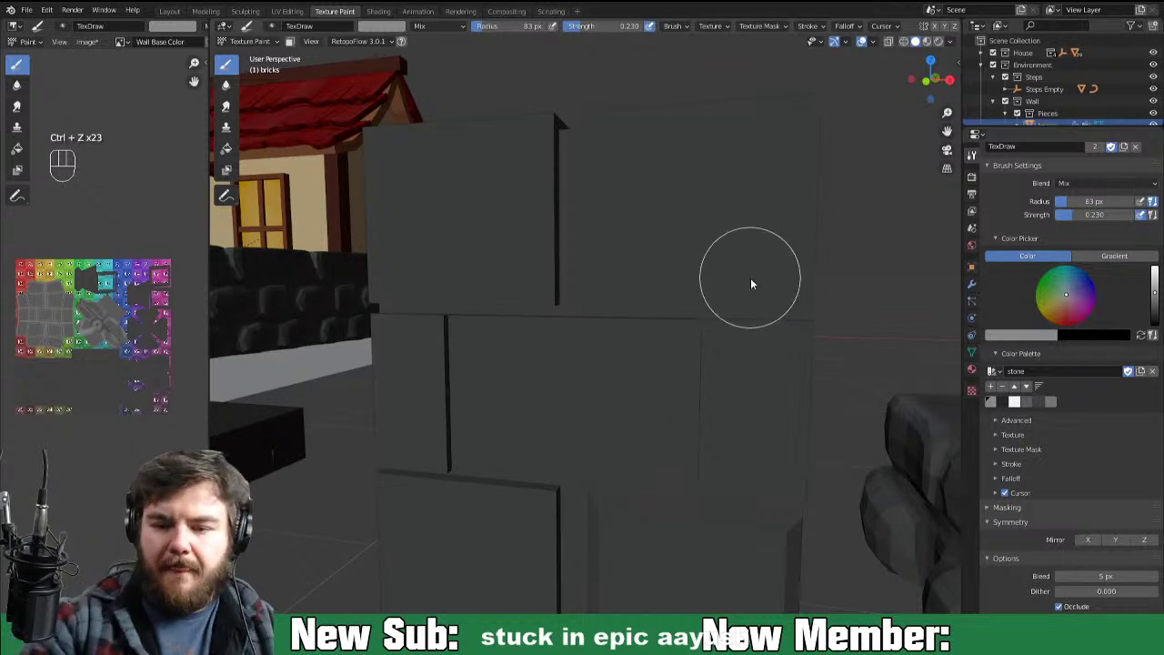
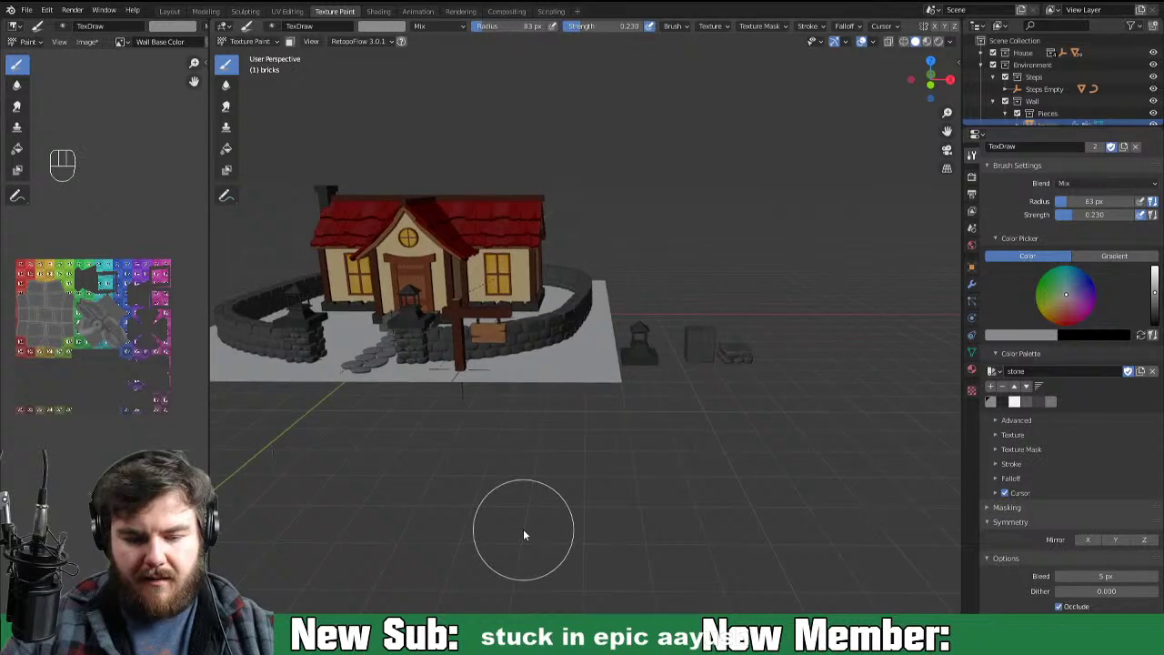
# Step: Leave painting, select the curved stone wall and start texture painting it with a Lighten brush
pyautogui.press('ctrl+Tab')
pyautogui.press('ctrl+z')
pyautogui.press('ctrl+z')
pyautogui.press('ctrl+z')
pyautogui.press('ctrl+z')
pyautogui.press('ctrl+z')
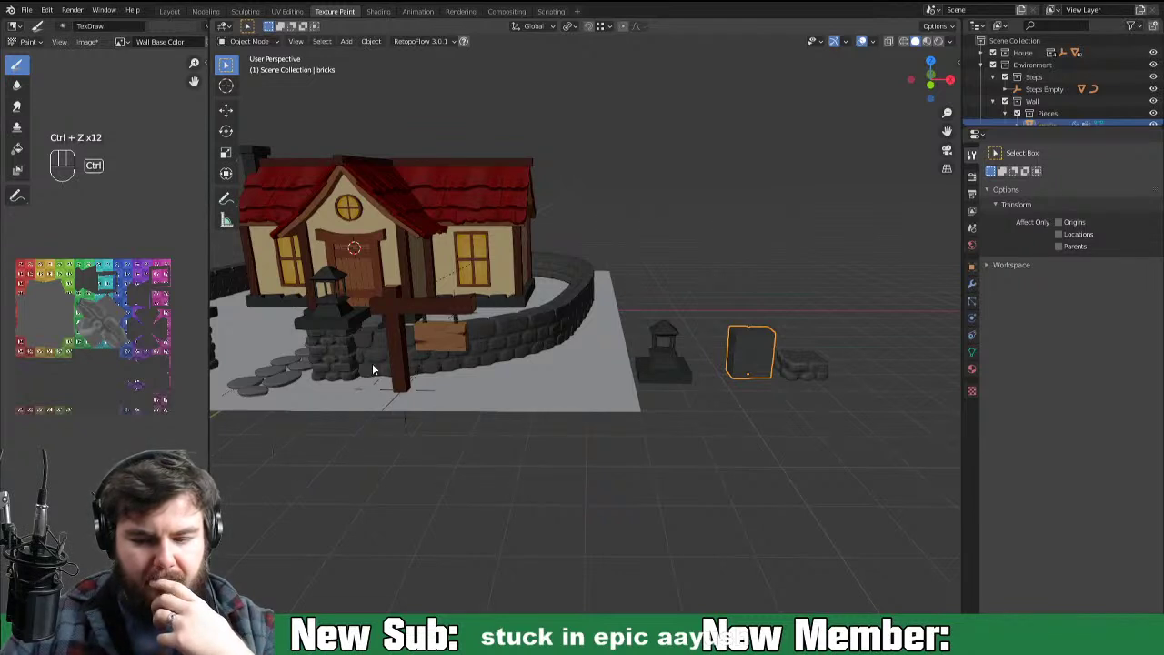
pyautogui.click(377, 361)
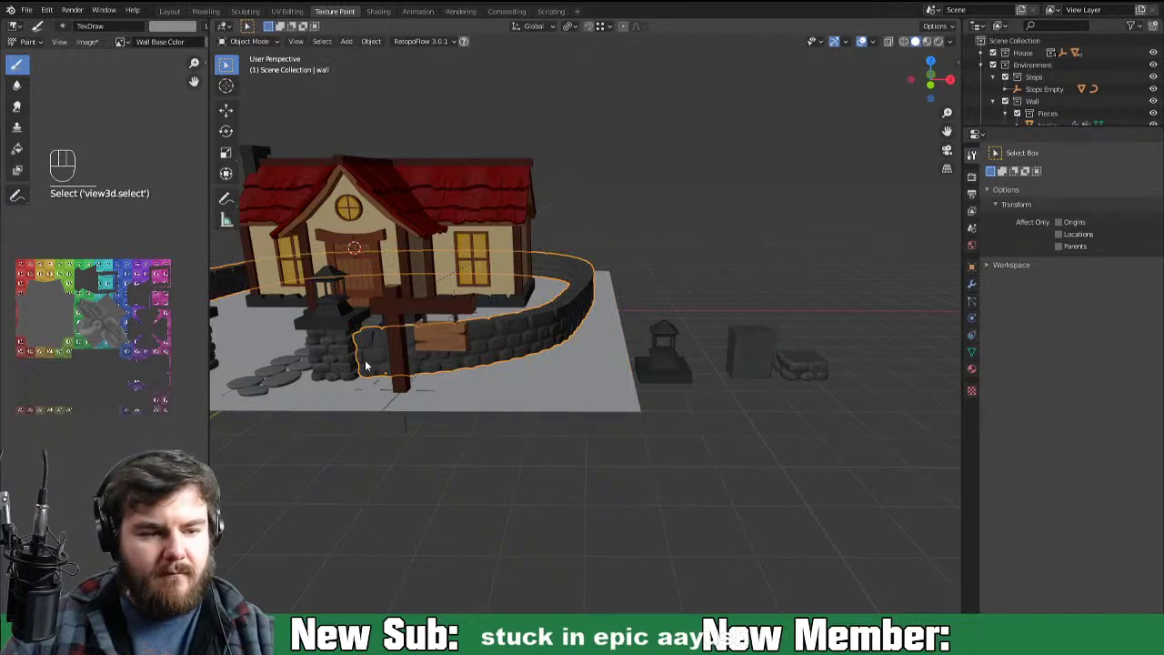
pyautogui.press('ctrl+Tab')
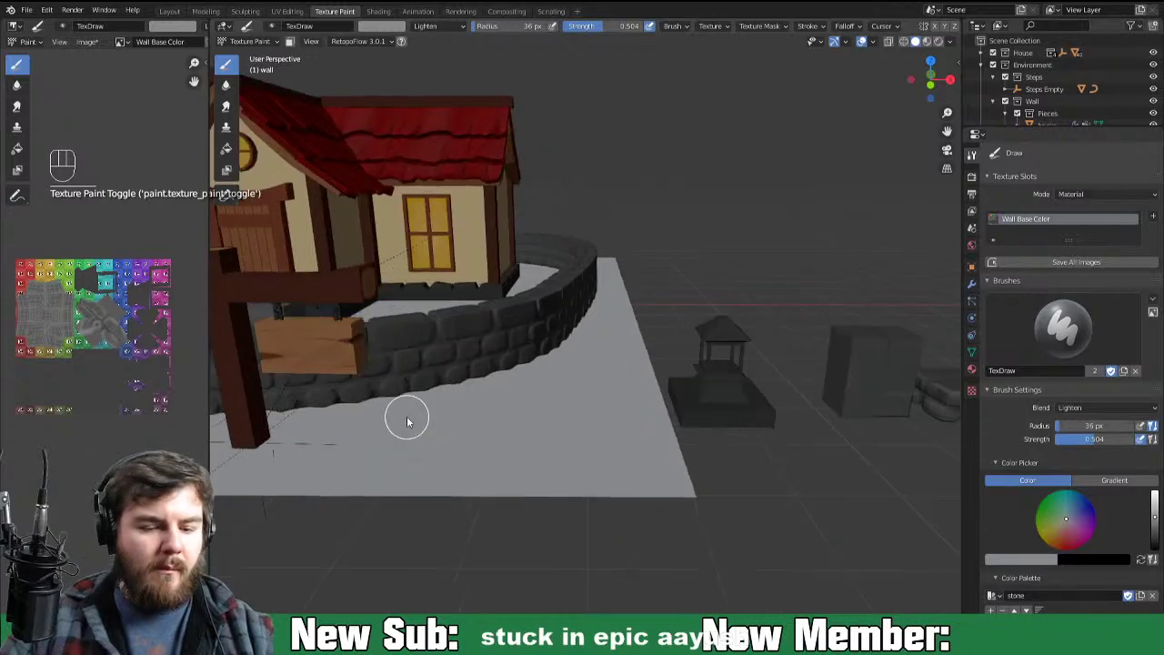
# Step: Zoom the view in close onto the wall stones beside the post
pyautogui.moveTo(618, 423); pyautogui.dragTo(912, 411)
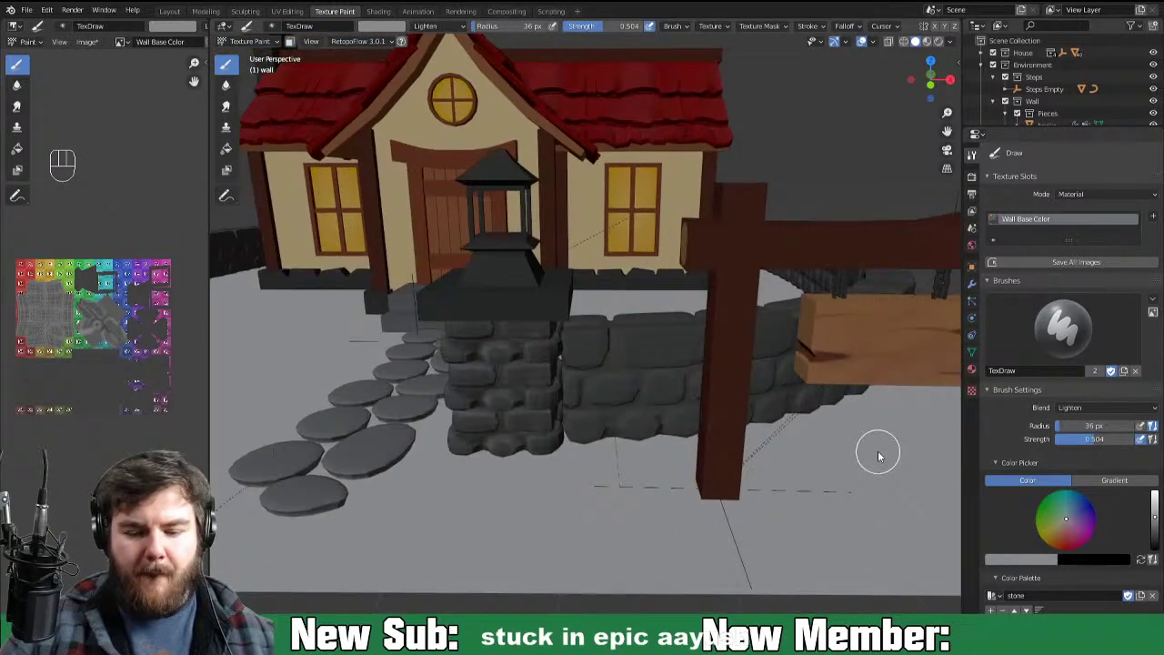
pyautogui.press('Tab')
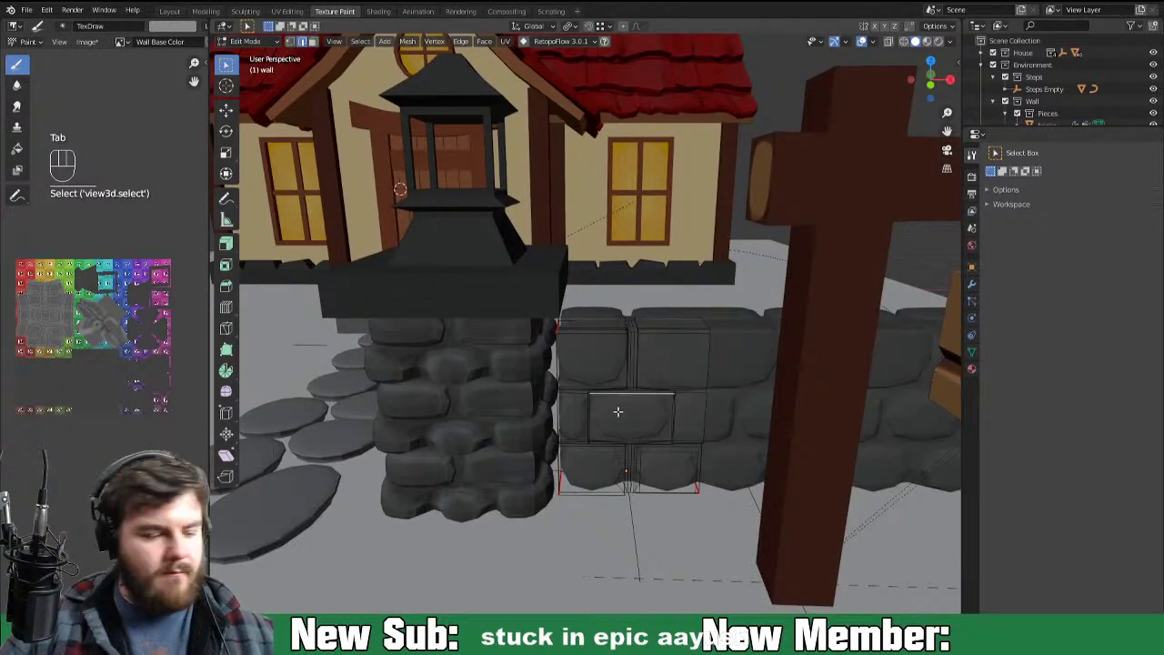
pyautogui.press('KP_Decimal')
pyautogui.press('Tab')
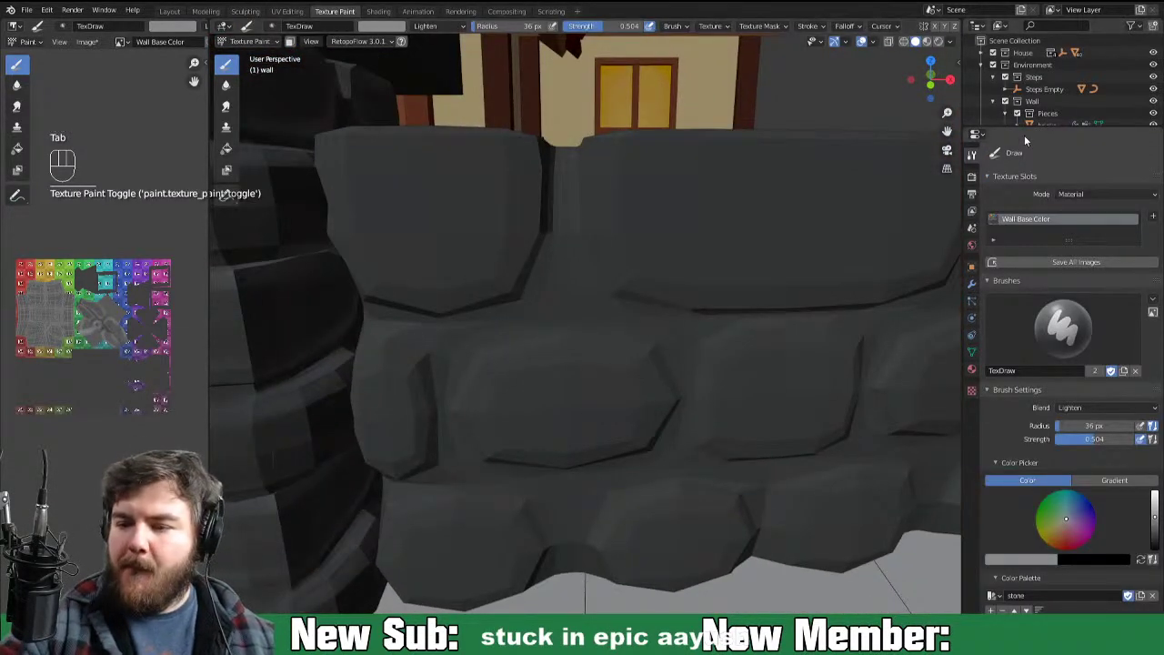
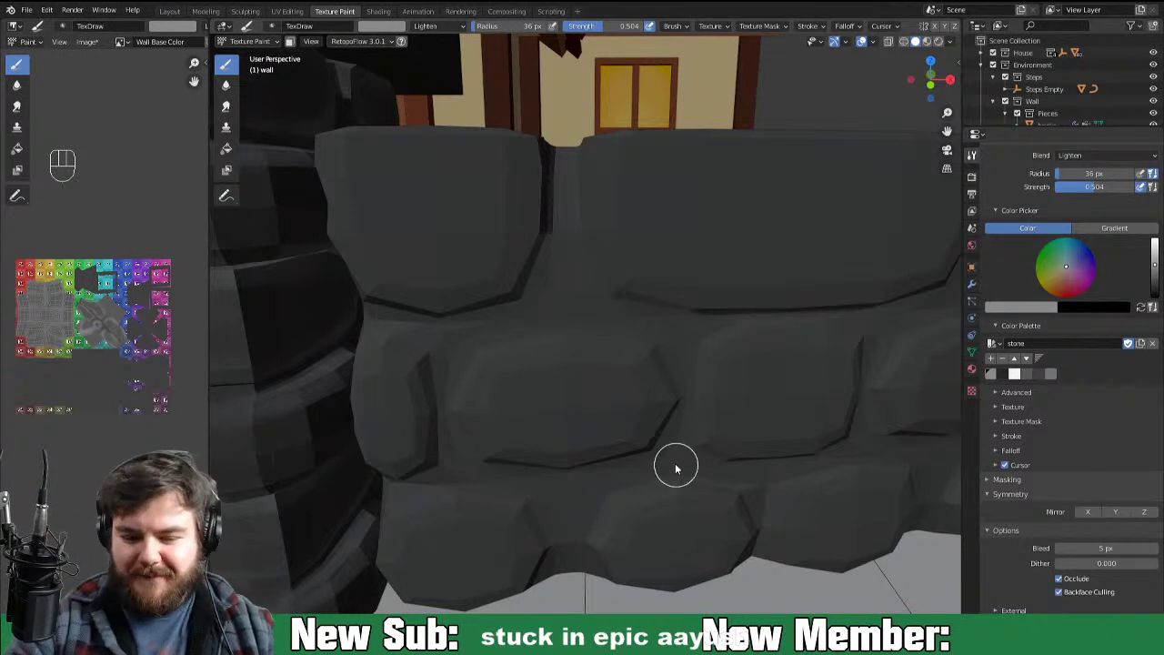
# Step: Paint lighter Lighten-blend highlights across the faces of the wall stones
pyautogui.moveTo(735, 344); pyautogui.dragTo(737, 404)
pyautogui.moveTo(723, 380); pyautogui.dragTo(740, 428)
pyautogui.click(766, 461)
pyautogui.moveTo(749, 346); pyautogui.dragTo(868, 350)
pyautogui.click(865, 352)
pyautogui.moveTo(809, 332); pyautogui.dragTo(777, 412)
pyautogui.click(780, 448)
pyautogui.moveTo(734, 448); pyautogui.dragTo(831, 452)
pyautogui.middleClick(866, 394)
pyautogui.moveTo(795, 461); pyautogui.dragTo(795, 367)
pyautogui.click(610, 479)
pyautogui.moveTo(626, 434); pyautogui.dragTo(676, 411)
pyautogui.moveTo(712, 411); pyautogui.dragTo(759, 410)
pyautogui.moveTo(756, 424); pyautogui.dragTo(737, 422)
pyautogui.click(762, 463)
pyautogui.moveTo(771, 468); pyautogui.dragTo(751, 508)
pyautogui.click(766, 497)
pyautogui.middleClick(789, 455)
pyautogui.moveTo(686, 554); pyautogui.dragTo(750, 541)
pyautogui.moveTo(679, 549); pyautogui.dragTo(634, 518)
pyautogui.click(711, 536)
pyautogui.moveTo(722, 554); pyautogui.dragTo(669, 546)
pyautogui.moveTo(531, 454); pyautogui.dragTo(529, 506)
pyautogui.click(511, 526)
pyautogui.moveTo(501, 531); pyautogui.dragTo(441, 553)
pyautogui.moveTo(464, 551); pyautogui.dragTo(528, 496)
pyautogui.moveTo(516, 433); pyautogui.dragTo(477, 410)
pyautogui.moveTo(487, 415); pyautogui.dragTo(515, 422)
pyautogui.moveTo(491, 411); pyautogui.dragTo(375, 462)
pyautogui.moveTo(388, 414); pyautogui.dragTo(399, 552)
pyautogui.moveTo(382, 529); pyautogui.dragTo(474, 562)
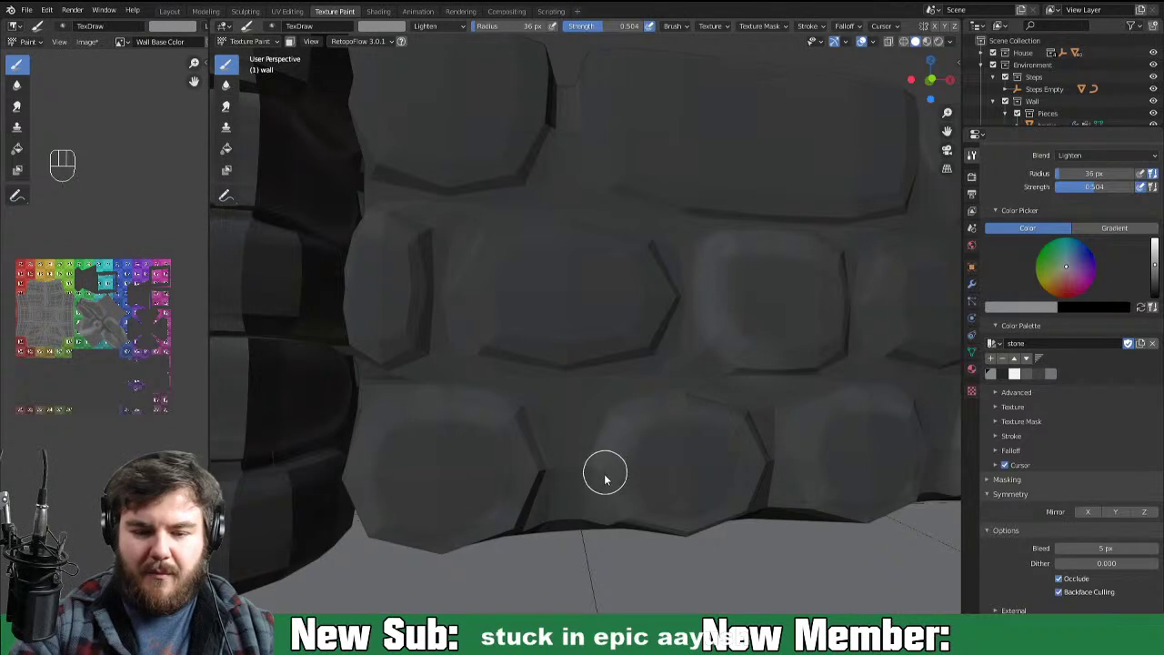
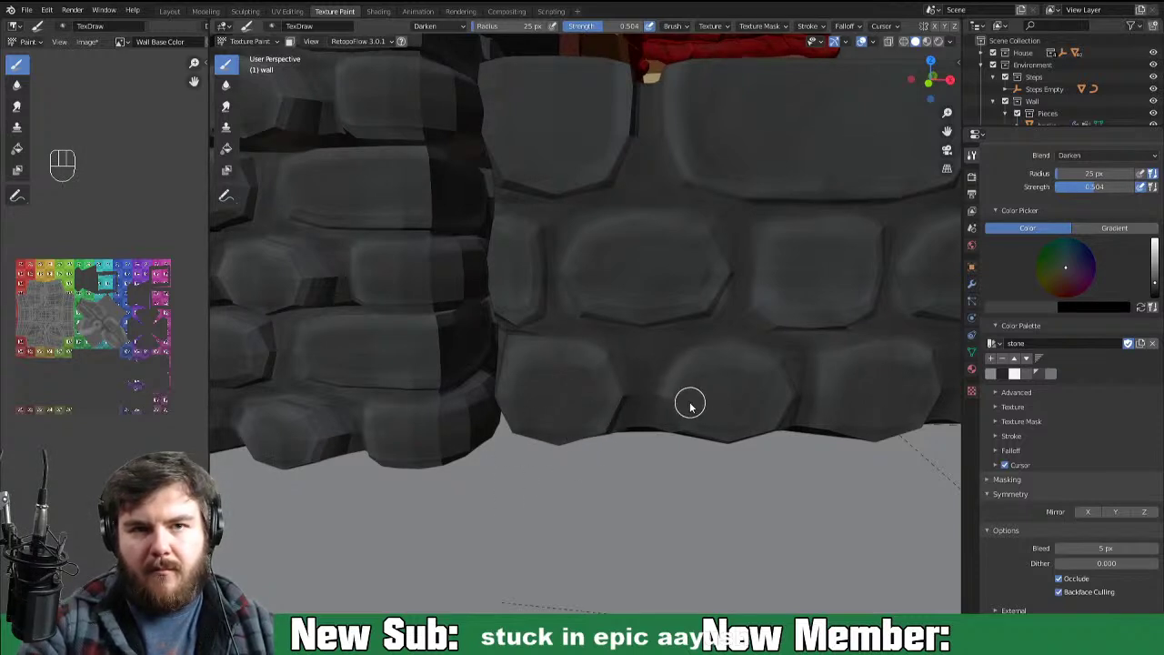
# Step: Paint Darken-blend shading at 25 px, about half strength, into the seams between the stones
pyautogui.click(601, 420)
pyautogui.moveTo(604, 377); pyautogui.dragTo(518, 396)
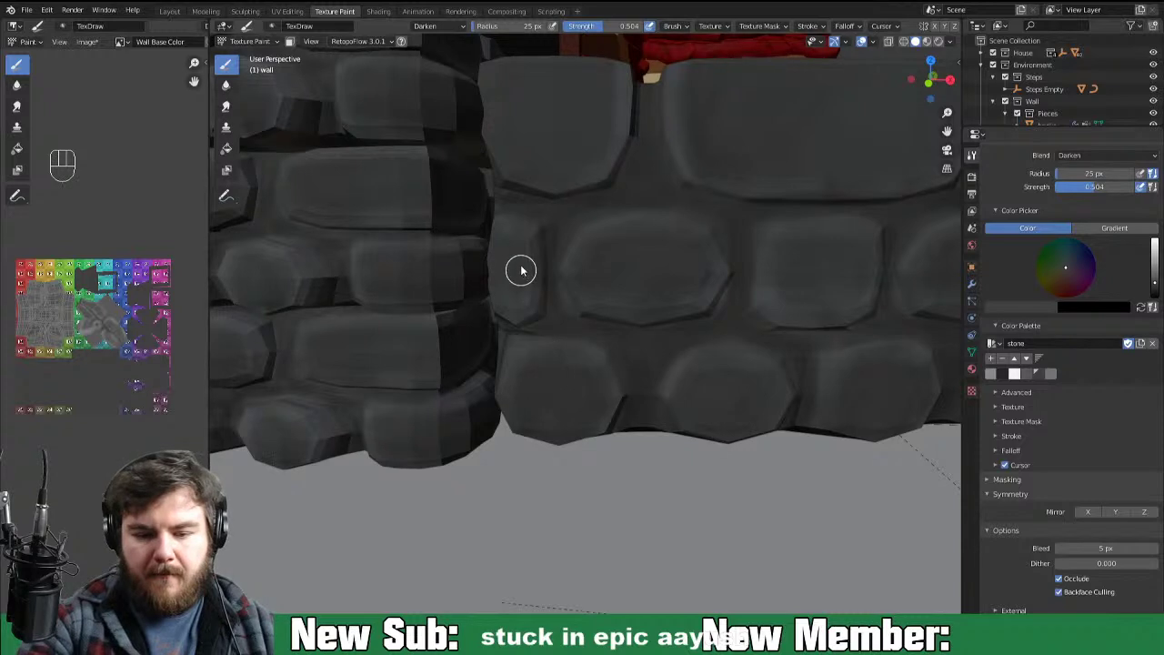
pyautogui.moveTo(529, 261); pyautogui.dragTo(532, 247)
pyautogui.moveTo(514, 321); pyautogui.dragTo(522, 288)
pyautogui.moveTo(501, 330); pyautogui.dragTo(515, 272)
pyautogui.click(501, 283)
pyautogui.click(496, 326)
pyautogui.moveTo(512, 337); pyautogui.dragTo(523, 249)
pyautogui.click(511, 291)
pyautogui.click(530, 295)
pyautogui.click(523, 332)
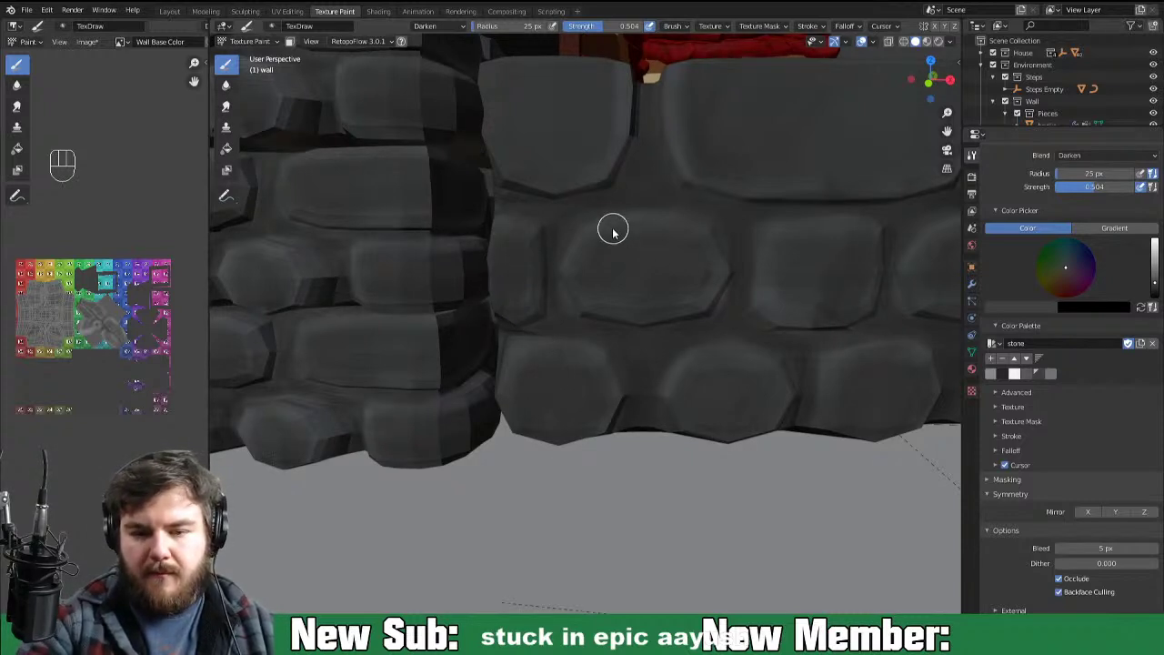
pyautogui.moveTo(622, 276); pyautogui.dragTo(615, 403)
pyautogui.click(590, 338)
pyautogui.moveTo(580, 377); pyautogui.dragTo(588, 341)
pyautogui.click(597, 300)
pyautogui.click(586, 308)
pyautogui.click(581, 293)
pyautogui.click(569, 290)
pyautogui.click(550, 298)
pyautogui.moveTo(508, 374); pyautogui.dragTo(522, 324)
pyautogui.moveTo(543, 259); pyautogui.dragTo(503, 302)
pyautogui.moveTo(476, 319); pyautogui.dragTo(483, 289)
pyautogui.doubleClick(489, 358)
pyautogui.click(505, 316)
pyautogui.click(524, 353)
pyautogui.click(534, 365)
pyautogui.click(571, 350)
pyautogui.moveTo(604, 295); pyautogui.dragTo(590, 312)
pyautogui.click(557, 369)
pyautogui.moveTo(584, 279); pyautogui.dragTo(523, 310)
pyautogui.click(500, 313)
pyautogui.moveTo(472, 324); pyautogui.dragTo(449, 421)
pyautogui.press('ctrl+-')
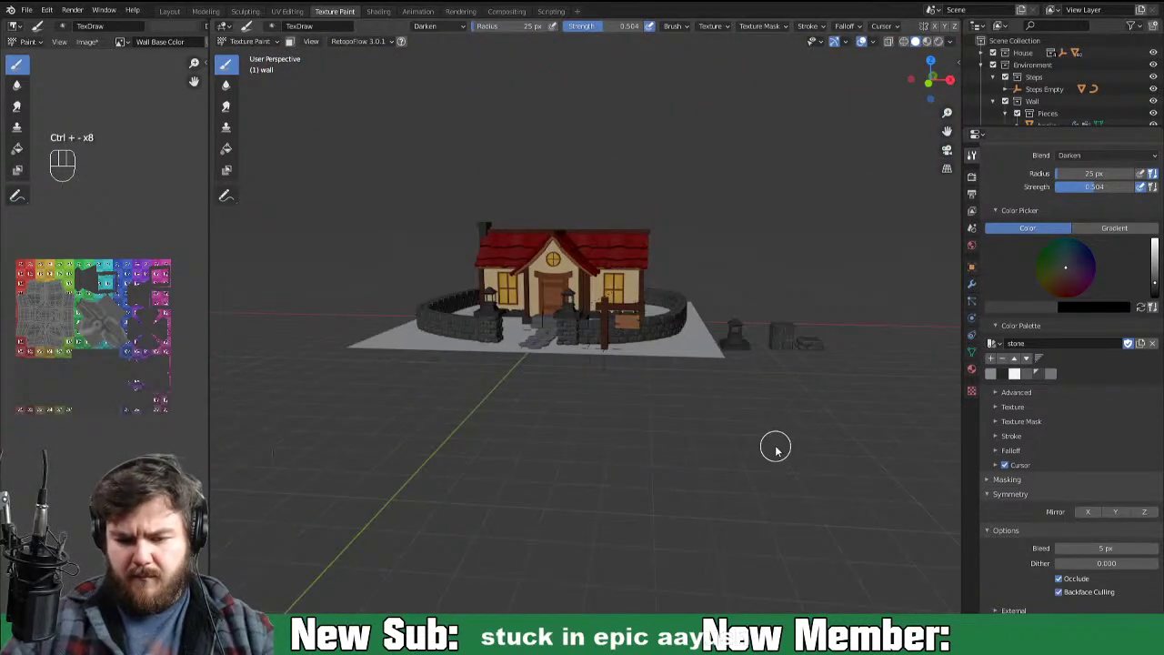
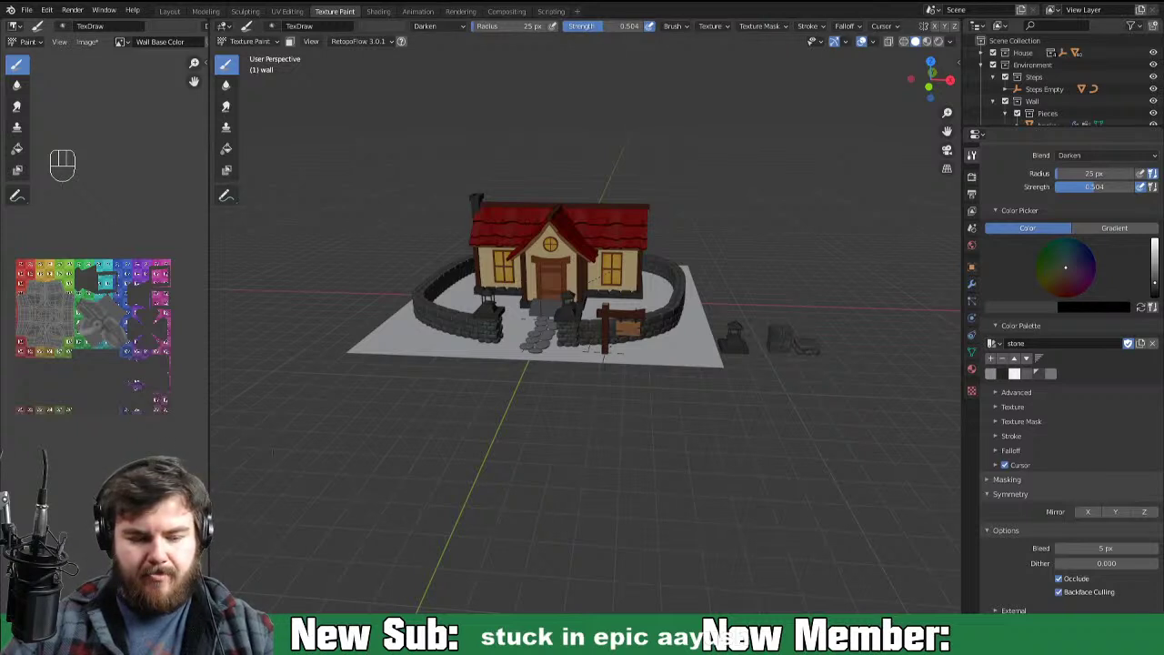
# Step: Save the painted Wall Base Color texture image and the cottage .blend file
pyautogui.press('alt+s')
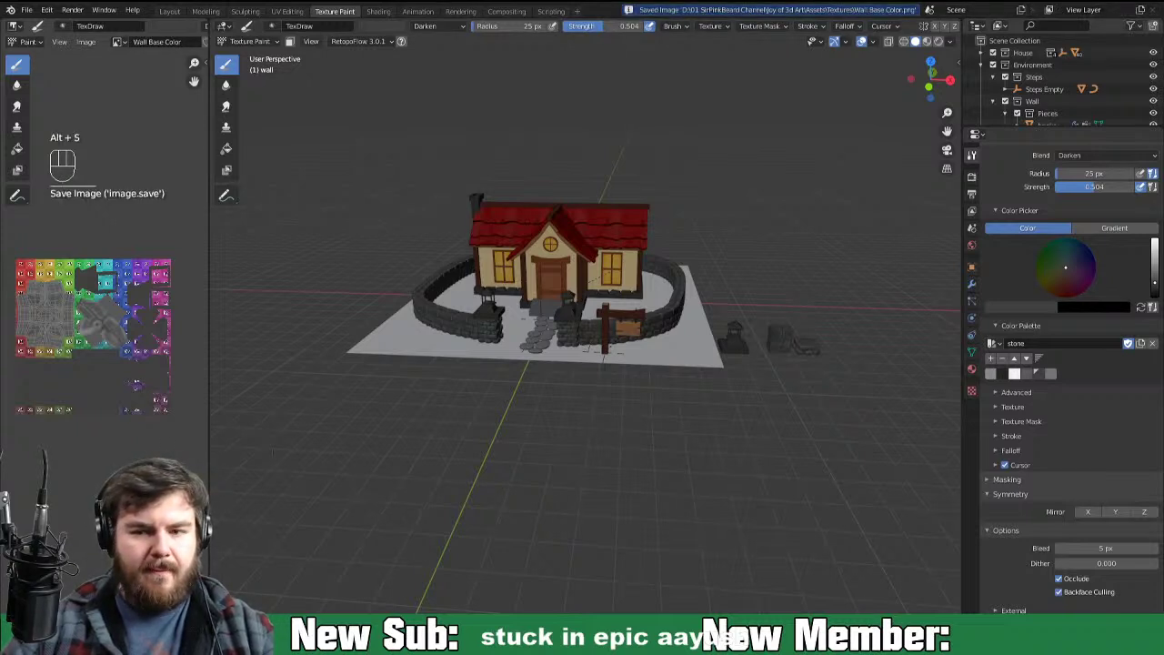
pyautogui.press('ctrl+s')
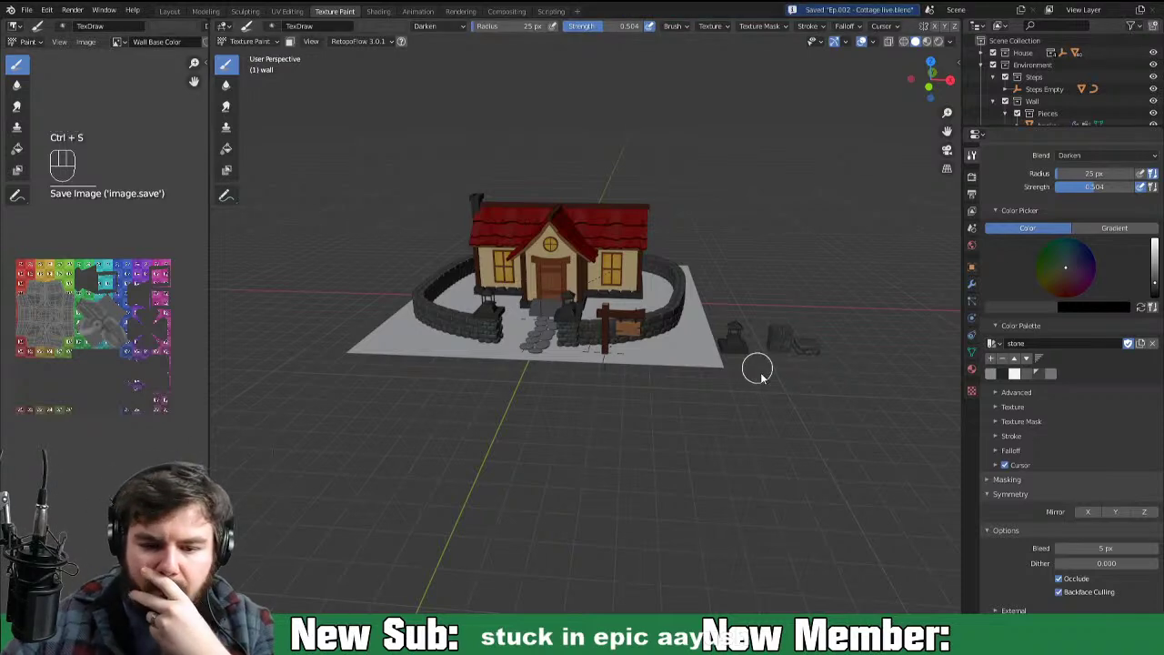
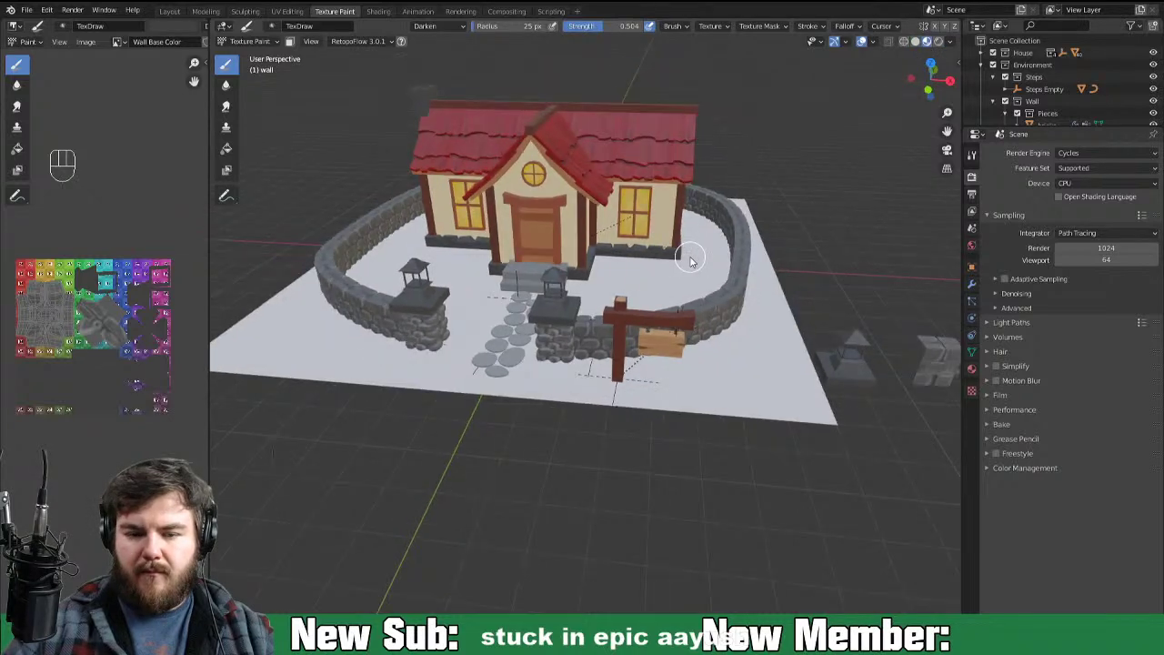
# Step: Bring up the Add menu over the rendered cottage scene in the Layout workspace
pyautogui.press('shift+a')
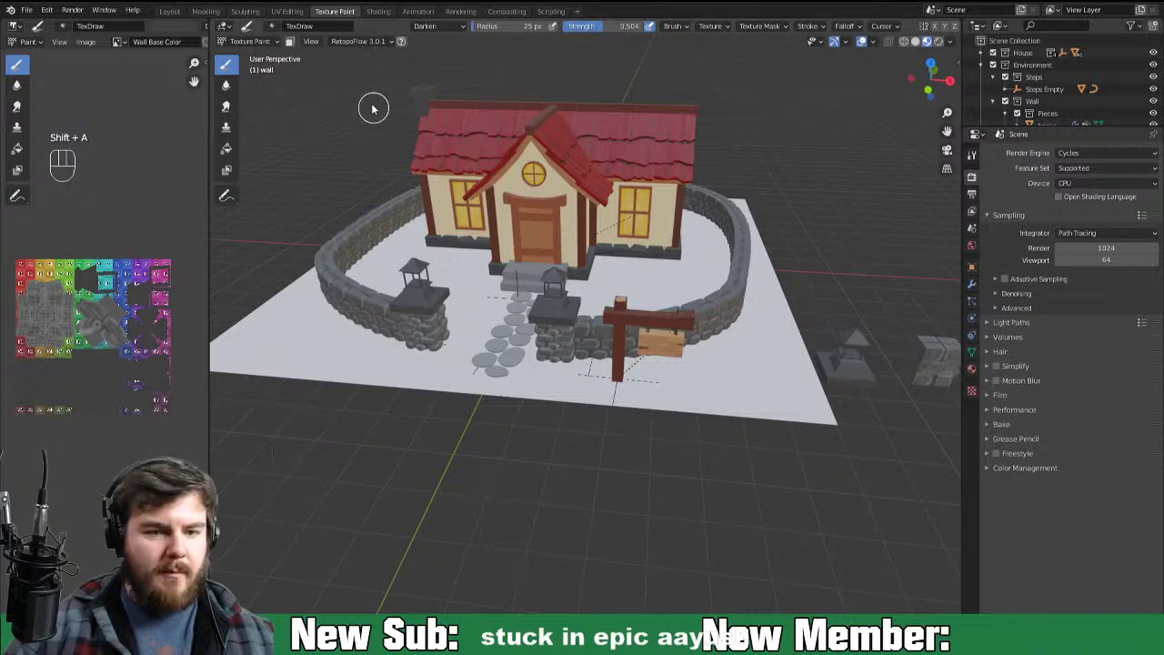
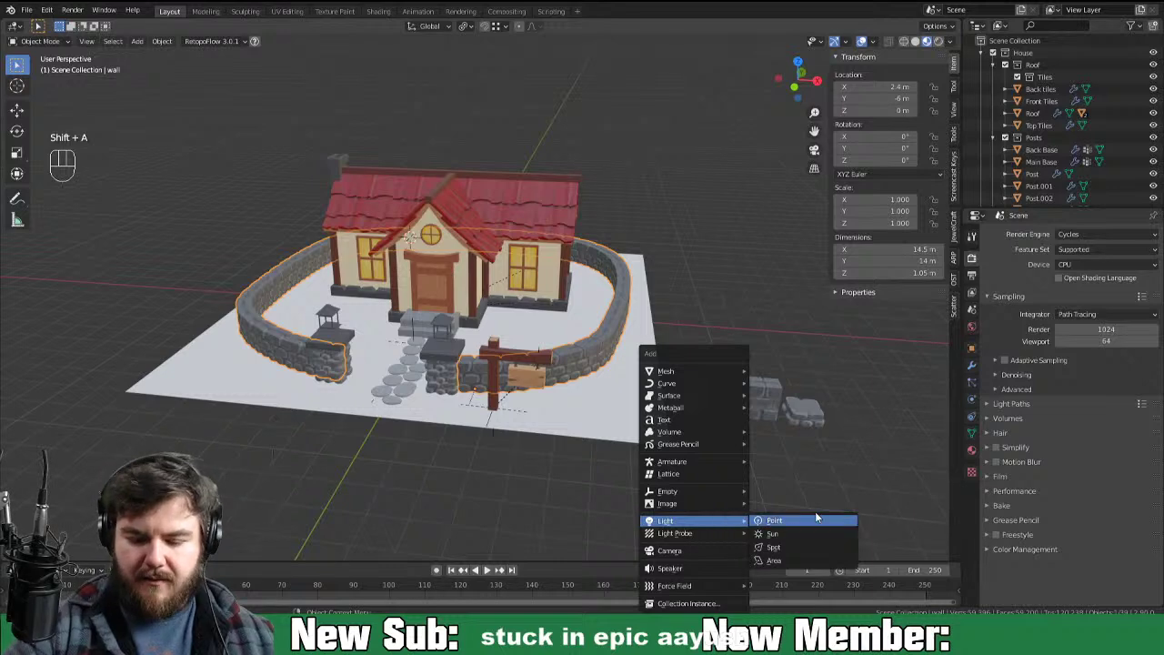
# Step: Raise the new sun light above the cottage and rotate it around X and Z
pyautogui.press('g')
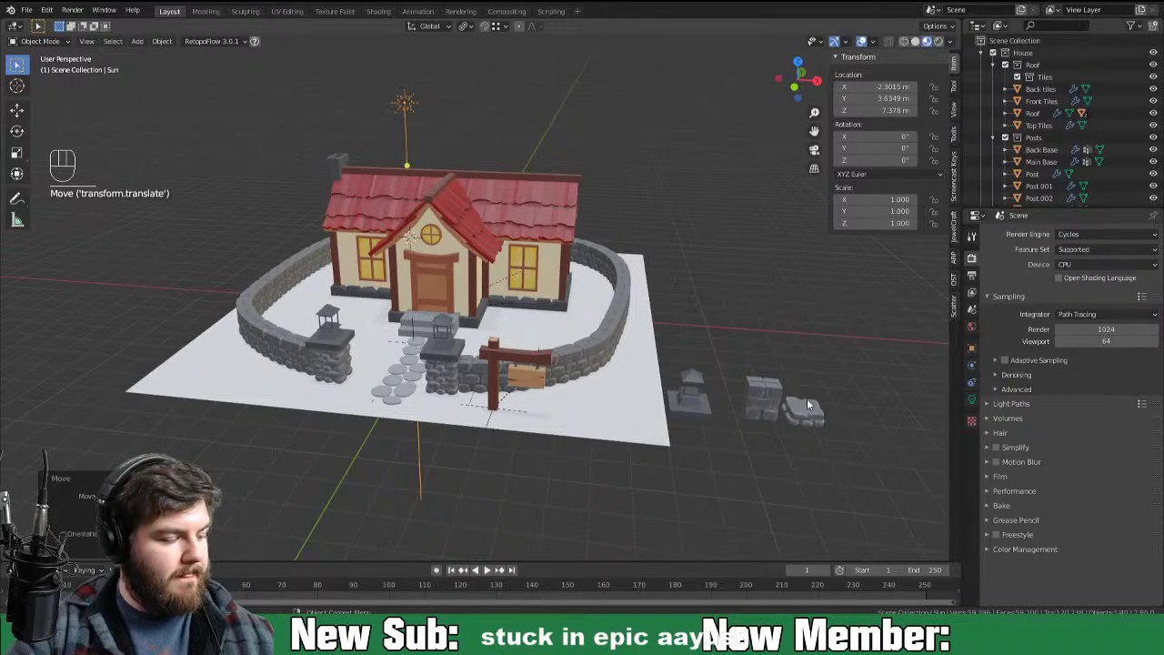
pyautogui.press('r')
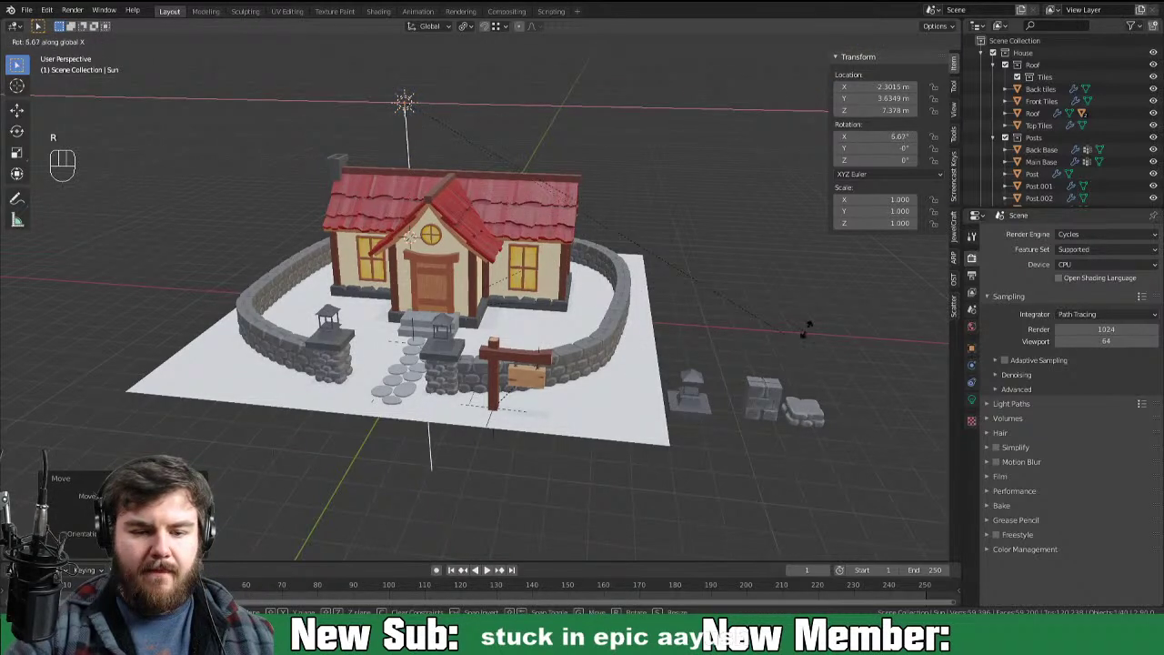
pyautogui.press('r')
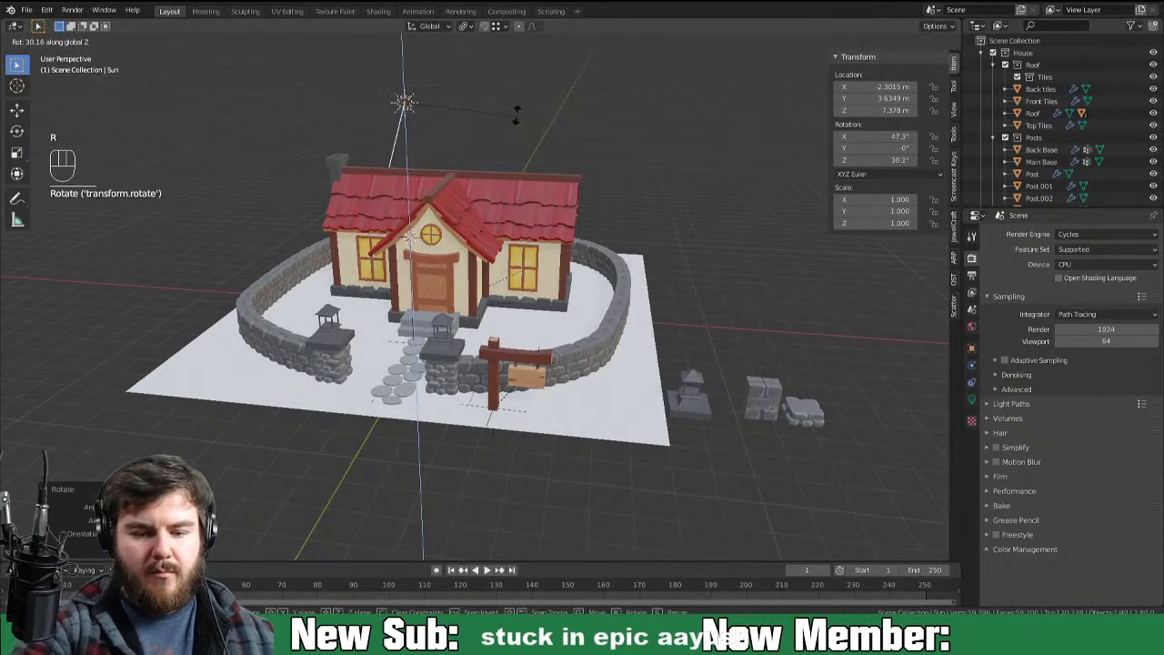
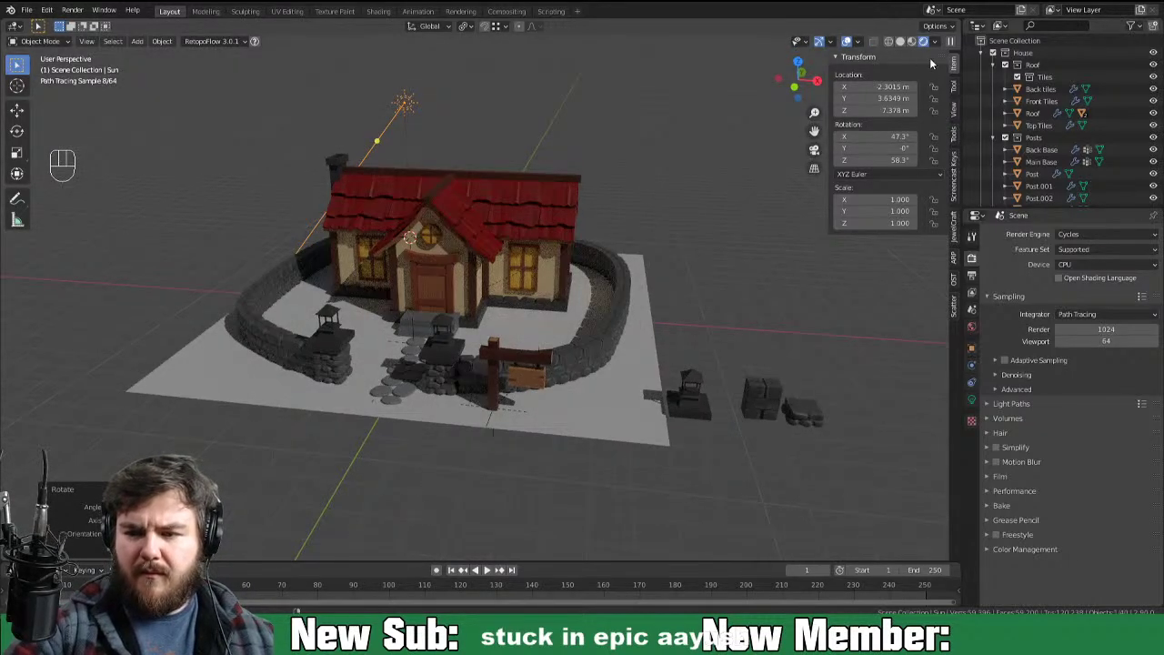
# Step: Adjust the lighting angle values to about 50.6° X and 63.6° Z, re-aiming the yard shadows
pyautogui.moveTo(952, 39); pyautogui.dragTo(804, 216)
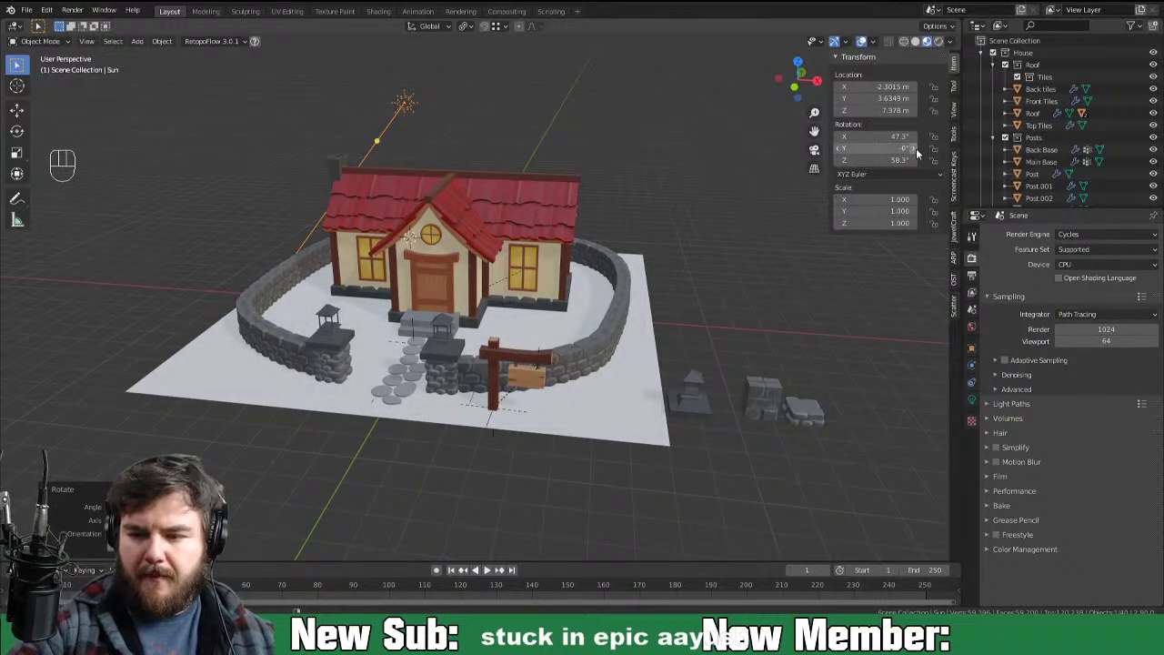
pyautogui.click(935, 47)
pyautogui.moveTo(955, 48); pyautogui.dragTo(769, 242)
pyautogui.middleClick(746, 407)
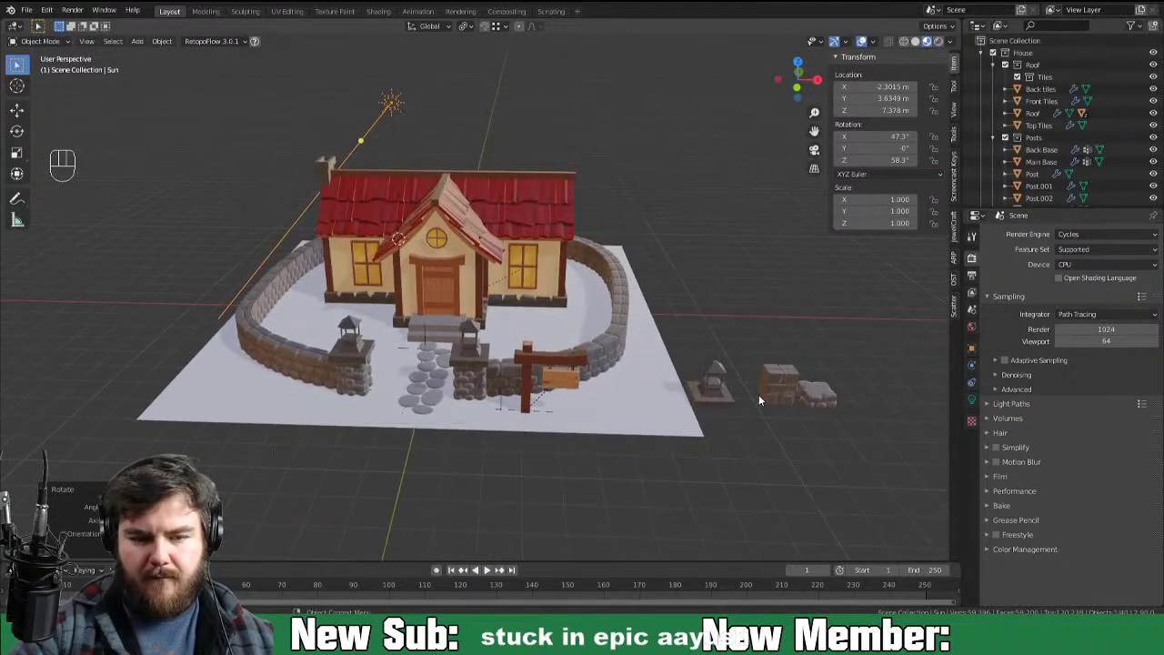
pyautogui.press('r')
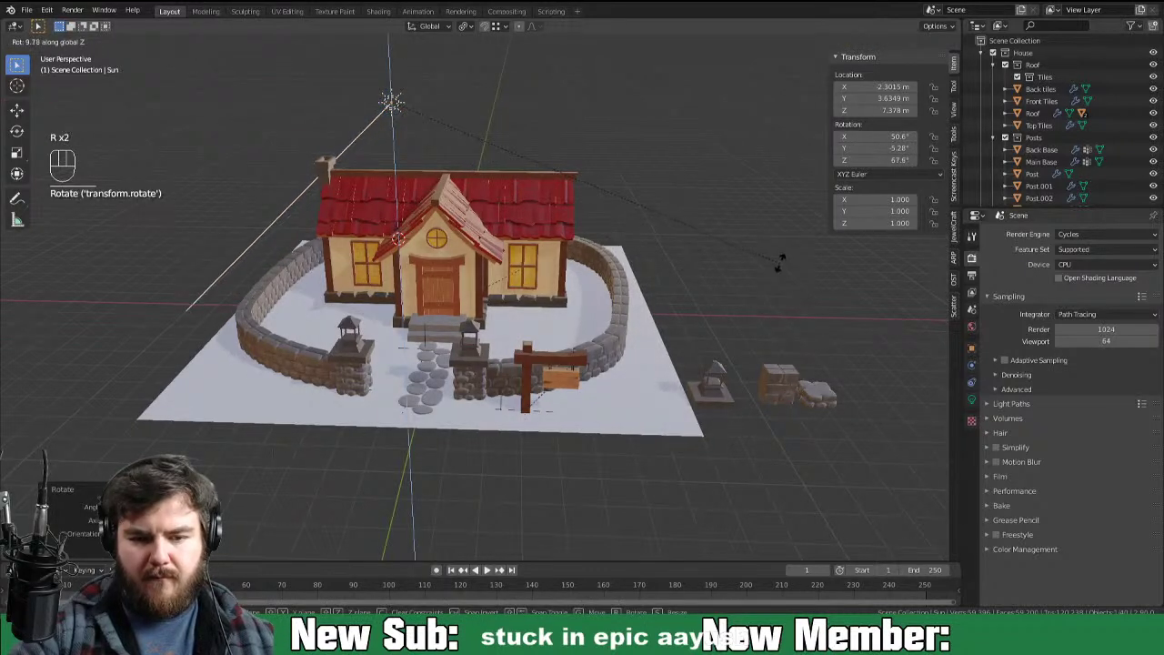
# Step: Nudge the sun rotation, then collapse Roof, Windows and Door, Wall collections and expand Sign
pyautogui.press('r')
pyautogui.click(995, 147)
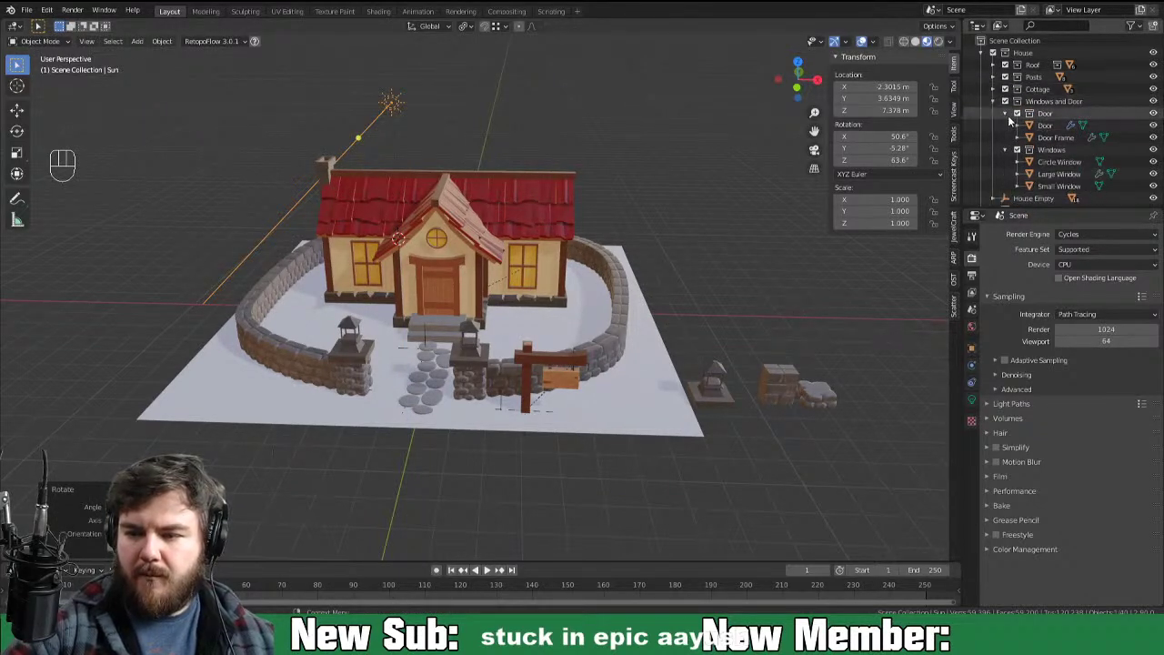
pyautogui.click(999, 105)
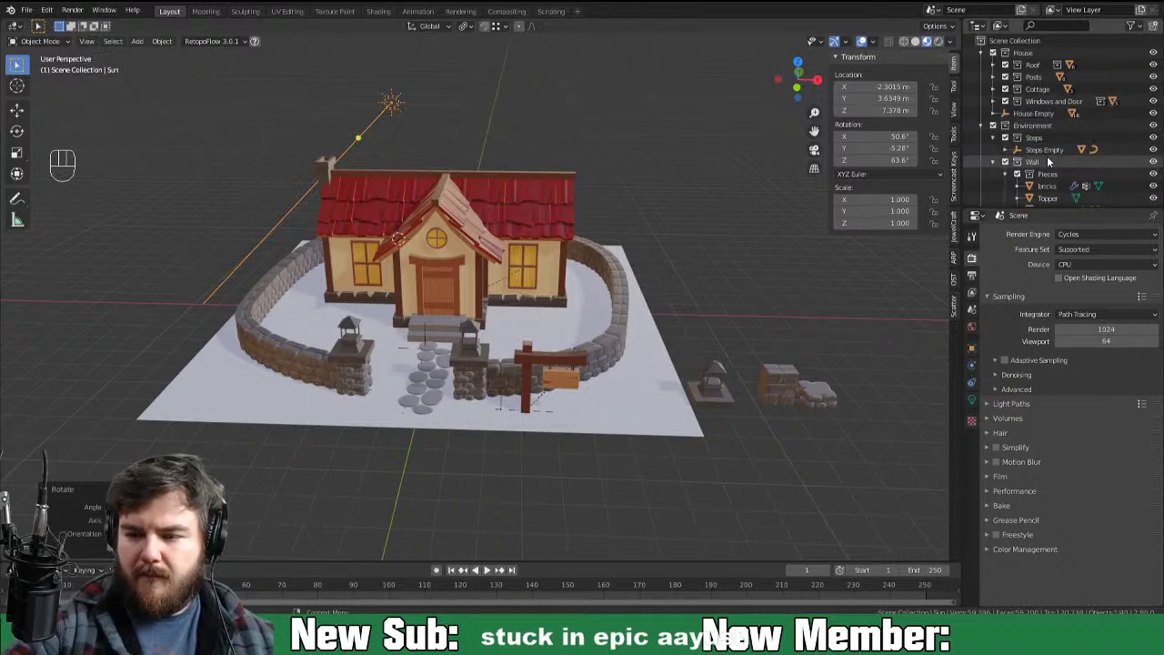
pyautogui.click(1021, 184)
pyautogui.click(994, 165)
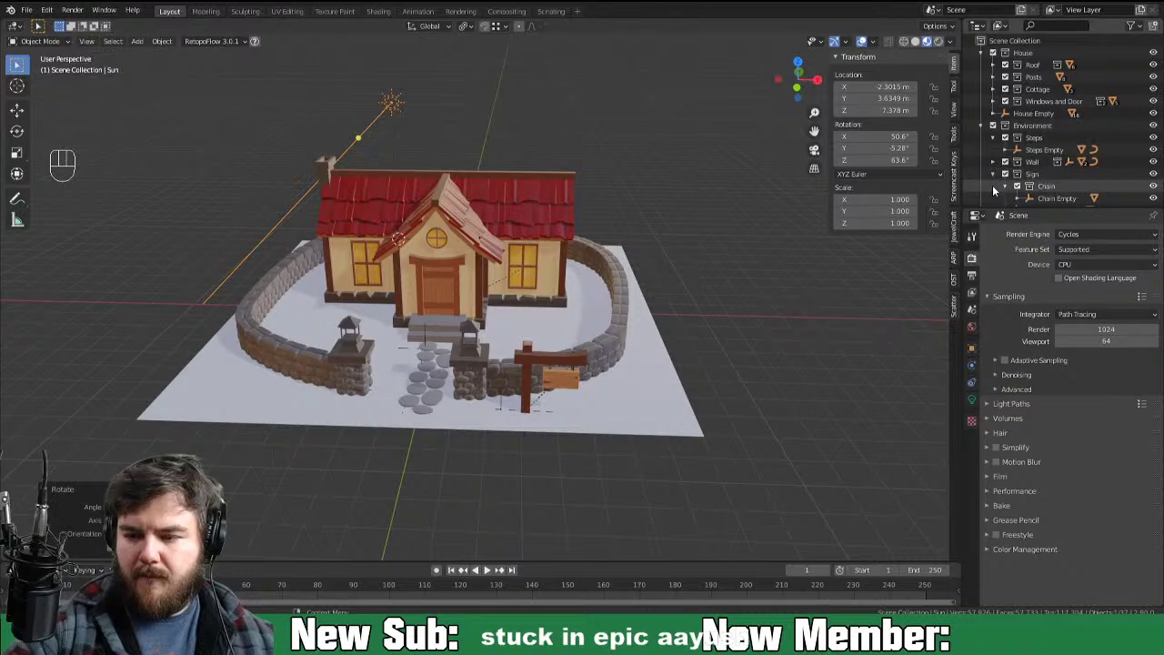
pyautogui.moveTo(784, 454); pyautogui.dragTo(792, 454)
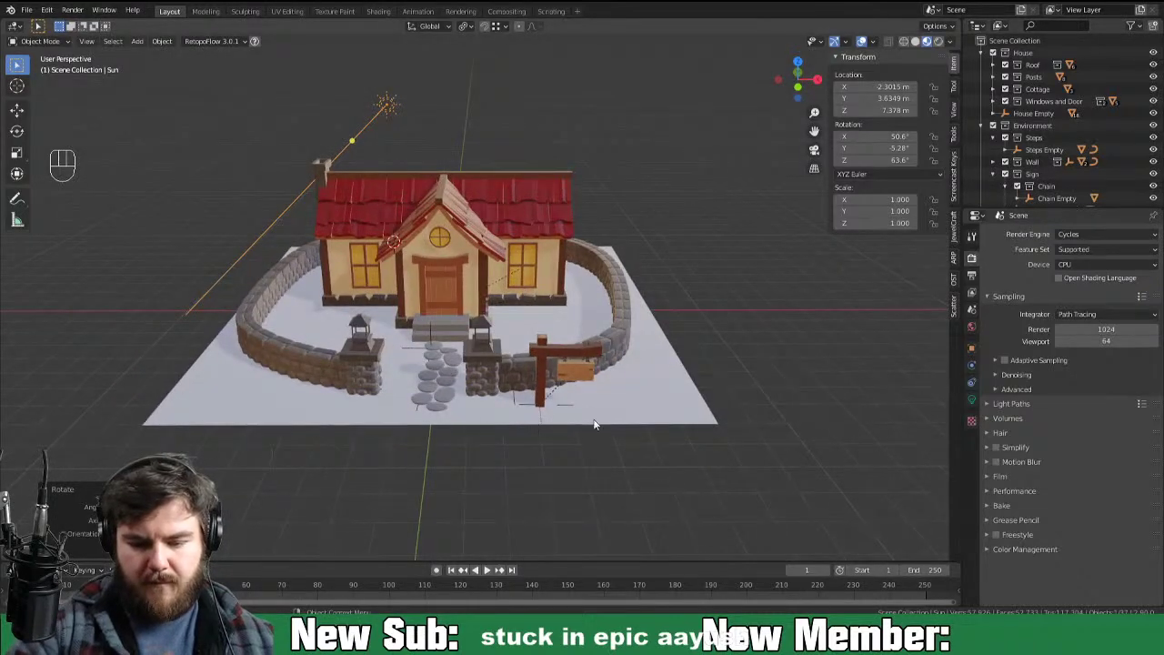
# Step: Rotate the Sign Empty around its vertical axis to about 17.8° toward the walkway
pyautogui.click(572, 408)
pyautogui.click(572, 406)
pyautogui.press('r')
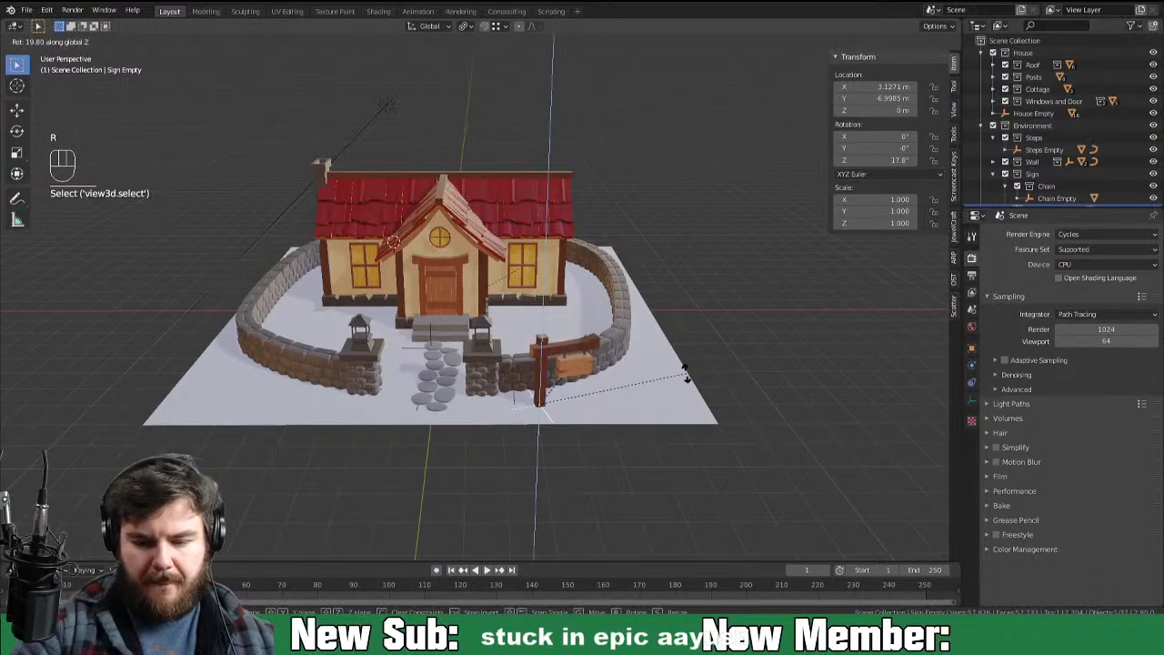
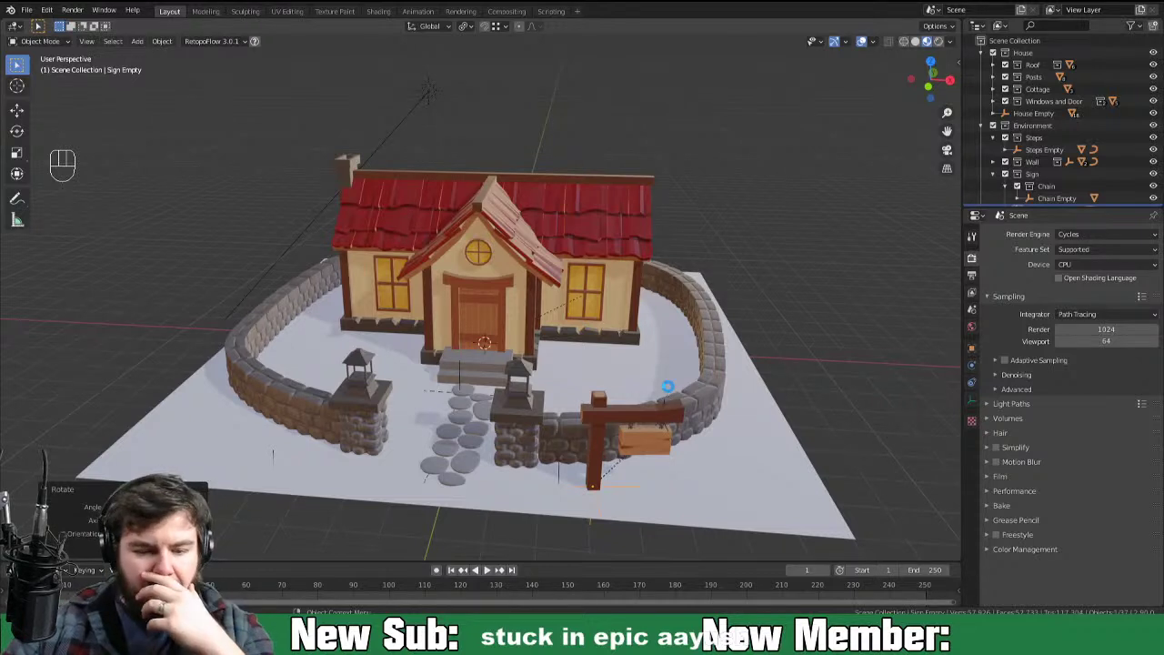
# Step: Save the scene and show the signpost's transform, its Z rotation reading 7.33°
pyautogui.press('ctrl+s')
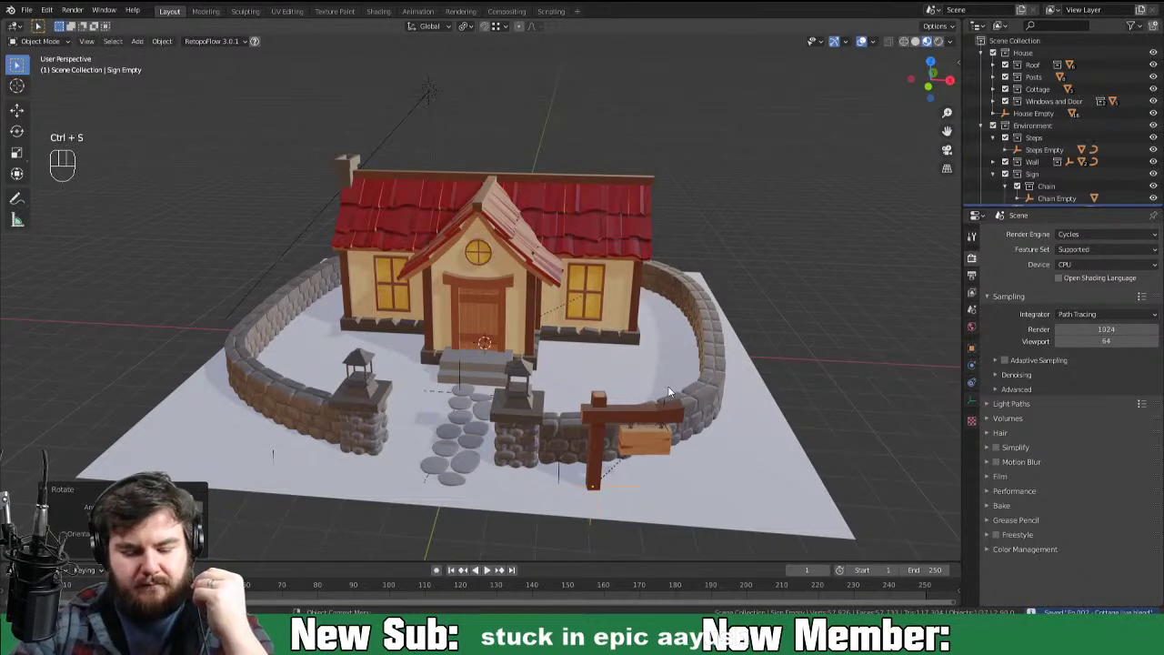
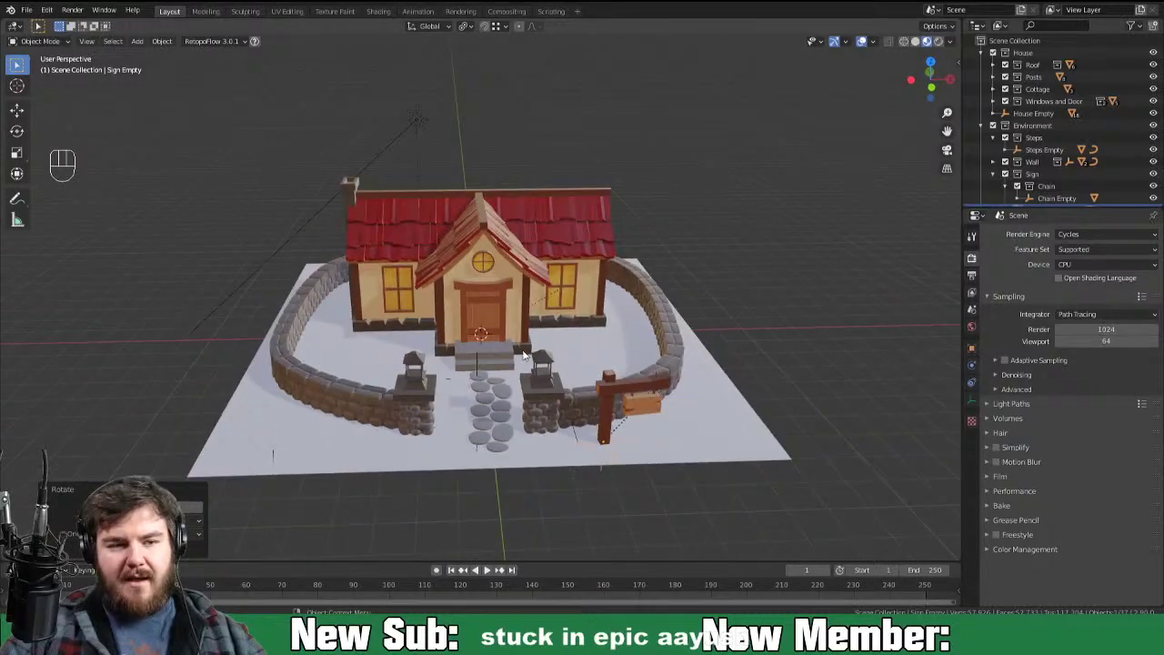
pyautogui.press('ctrl+s')
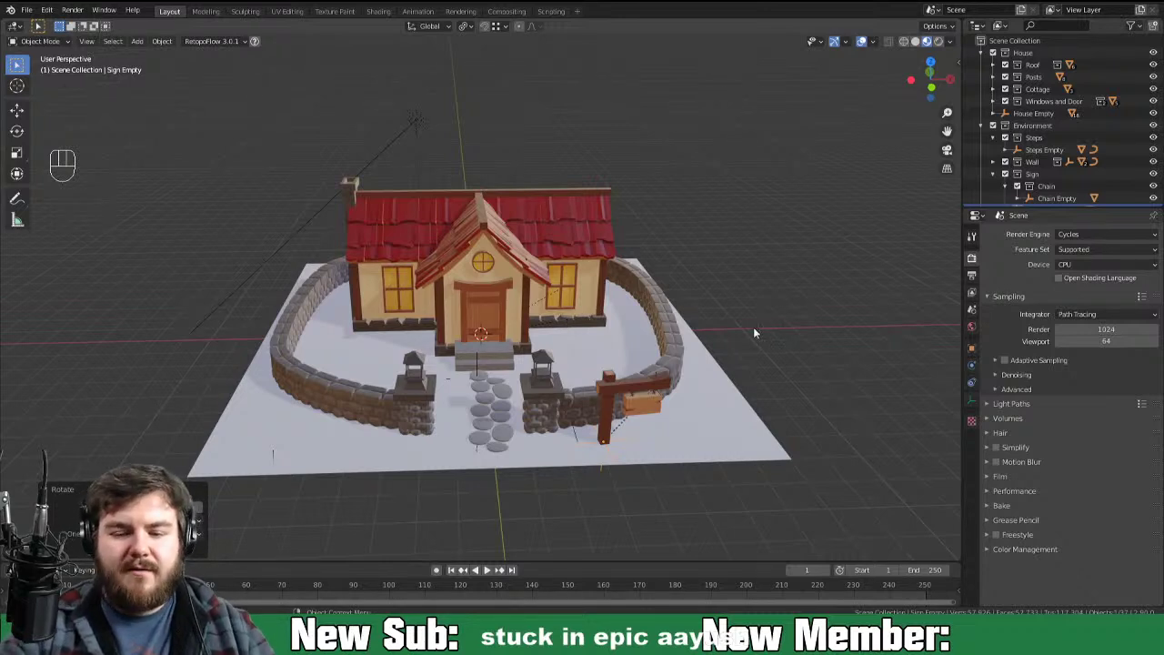
pyautogui.click(779, 342)
pyautogui.press('n')
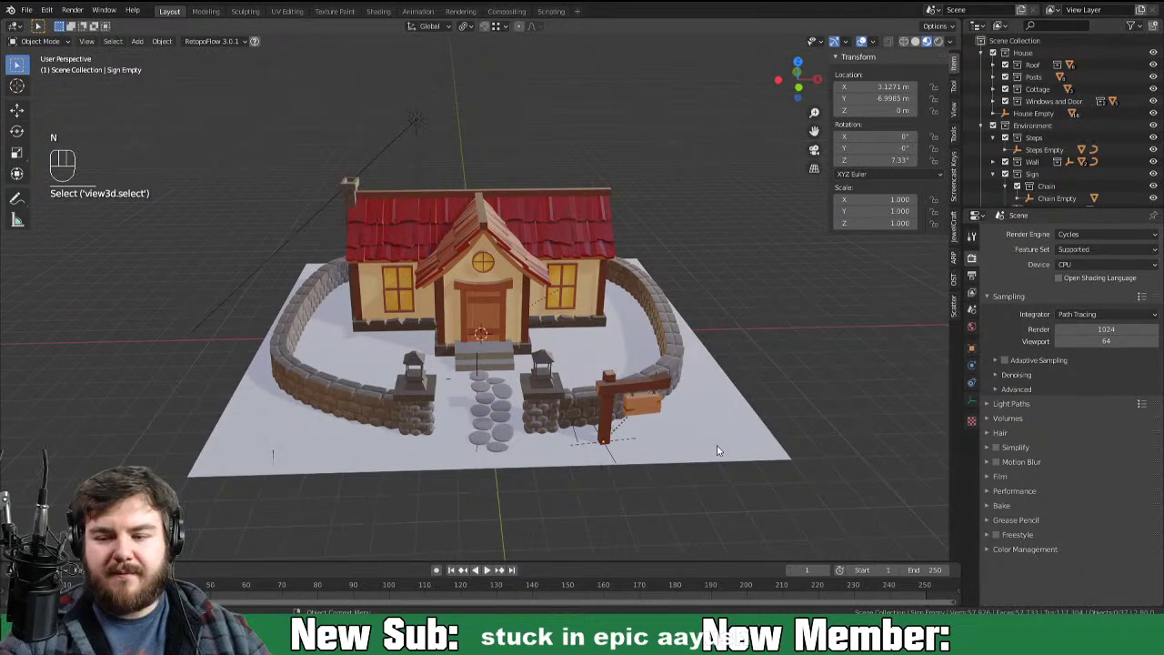